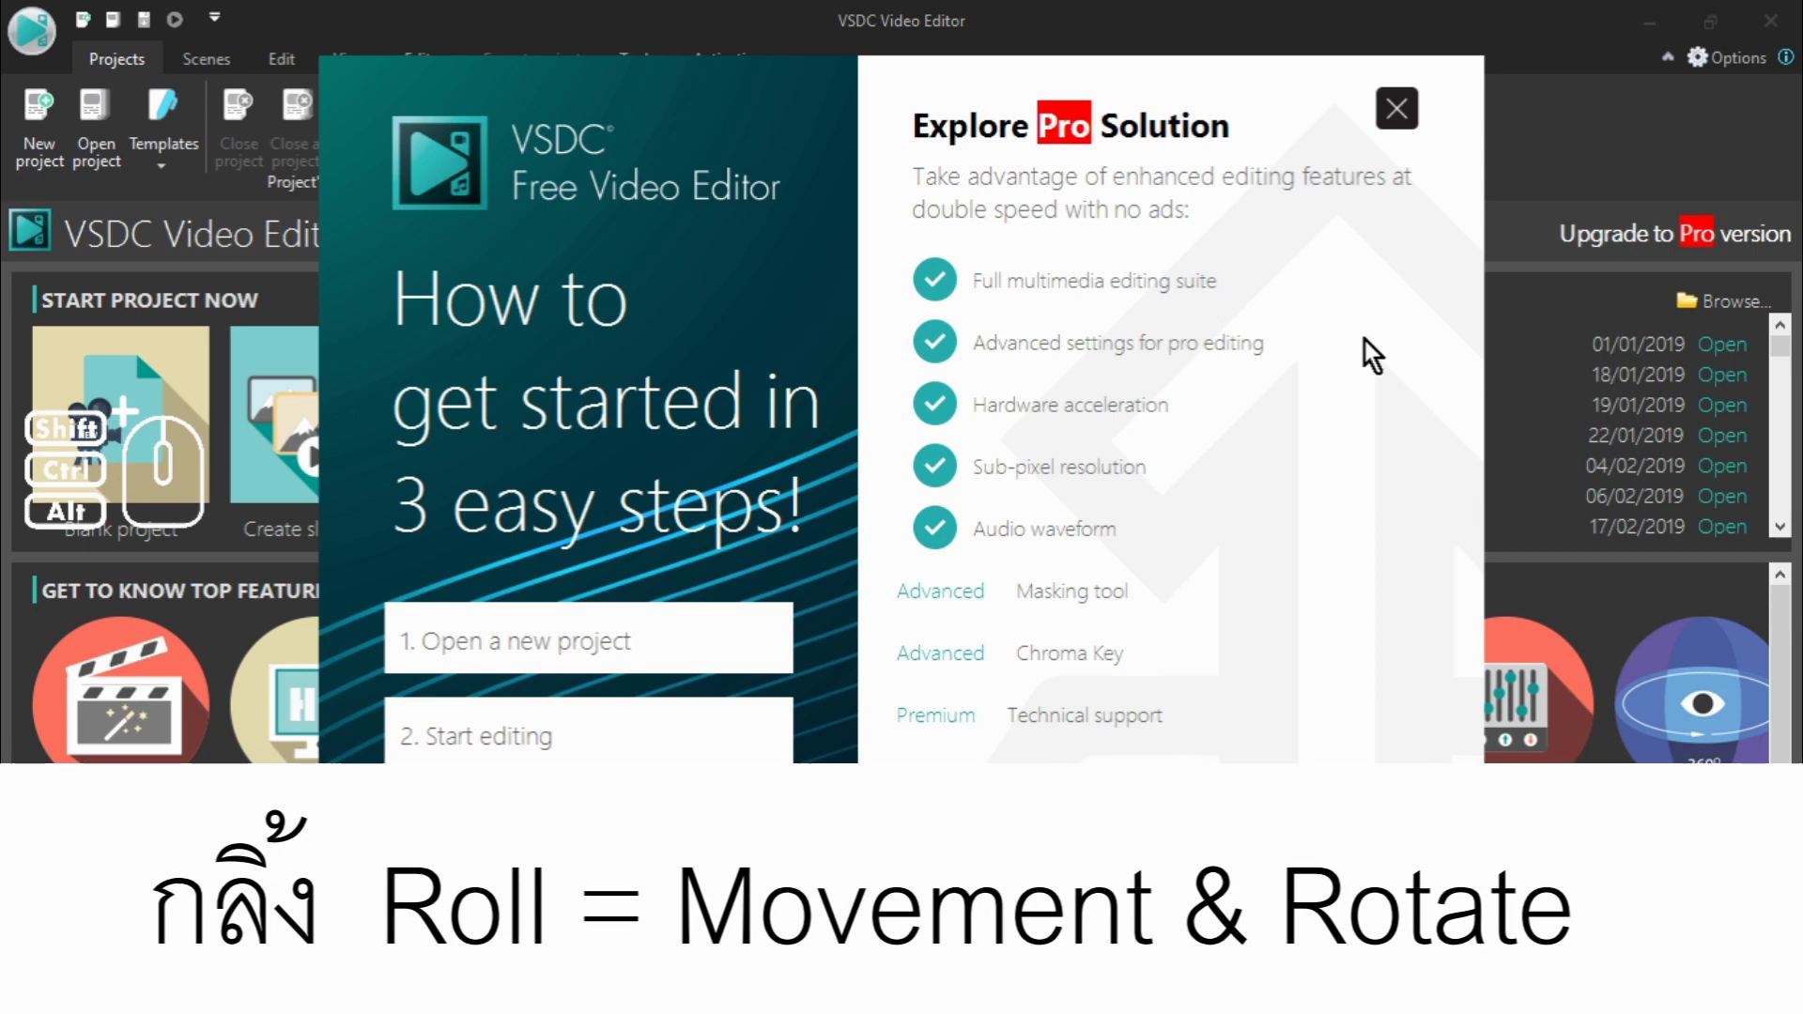
Step: Dismiss the 'Explore Pro Solution' popup and browse the Tools and Activation ribbons
left_click(1417, 135)
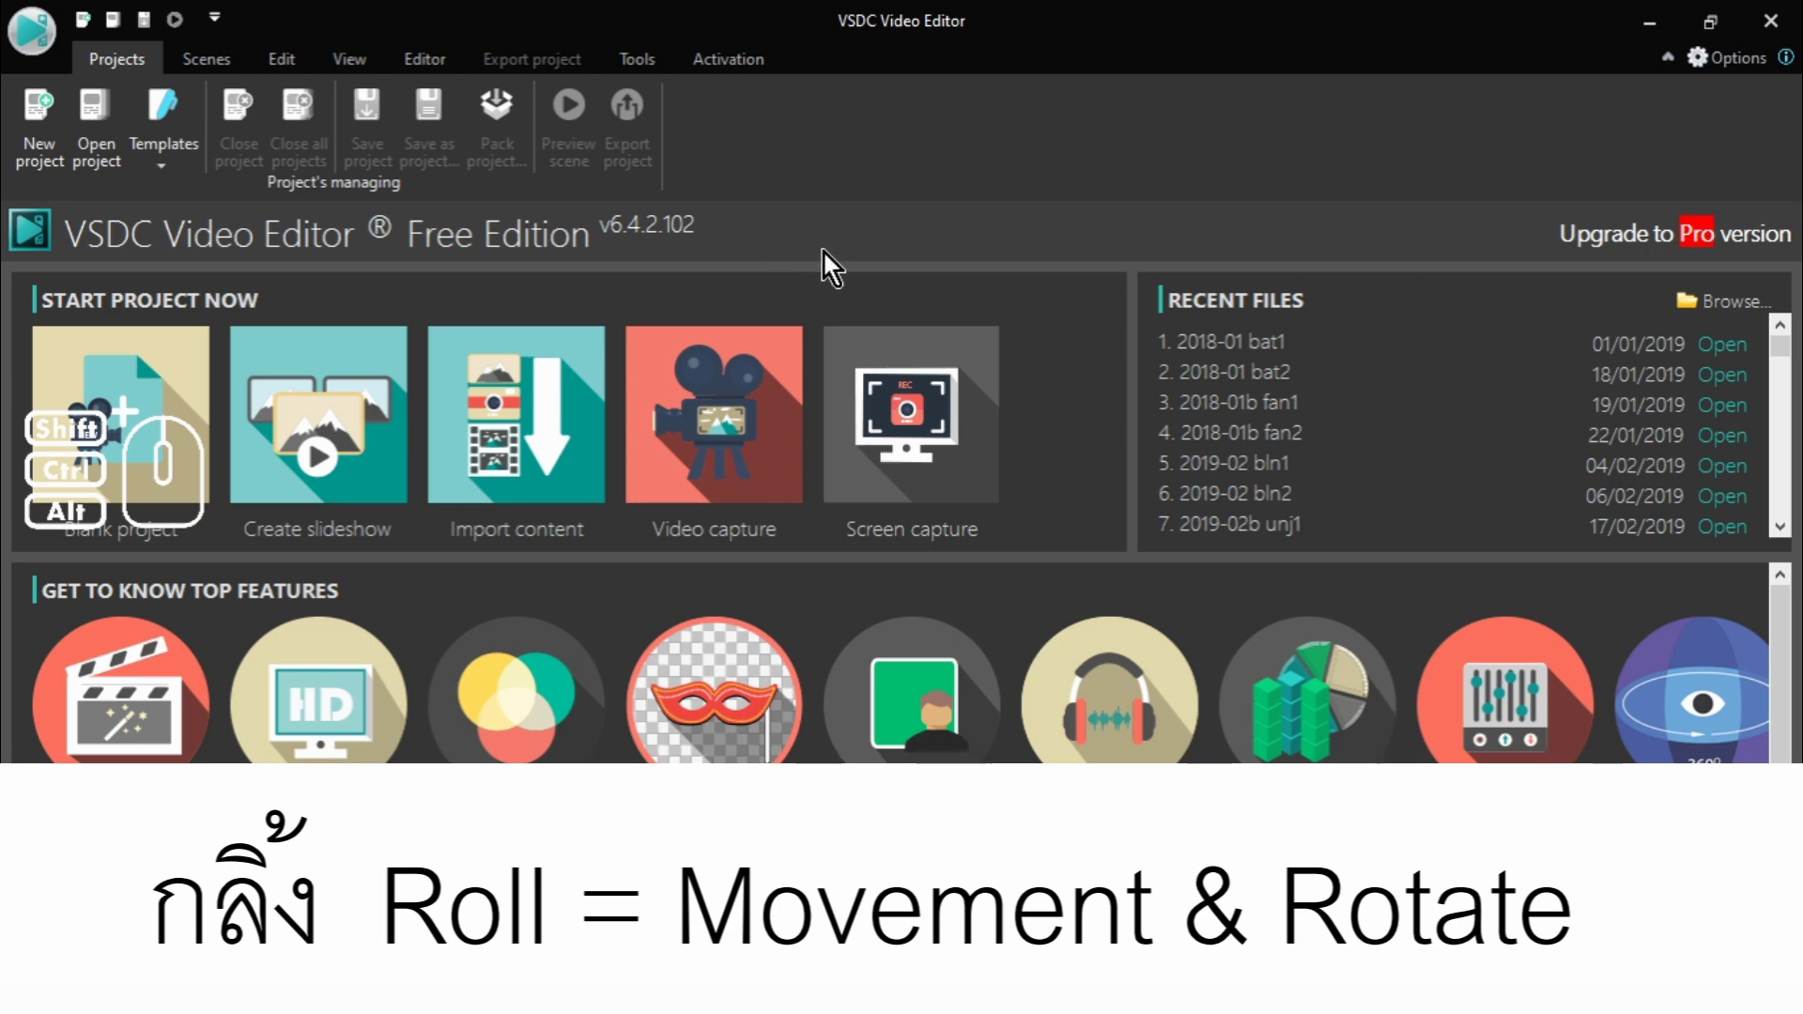
left_click(723, 71)
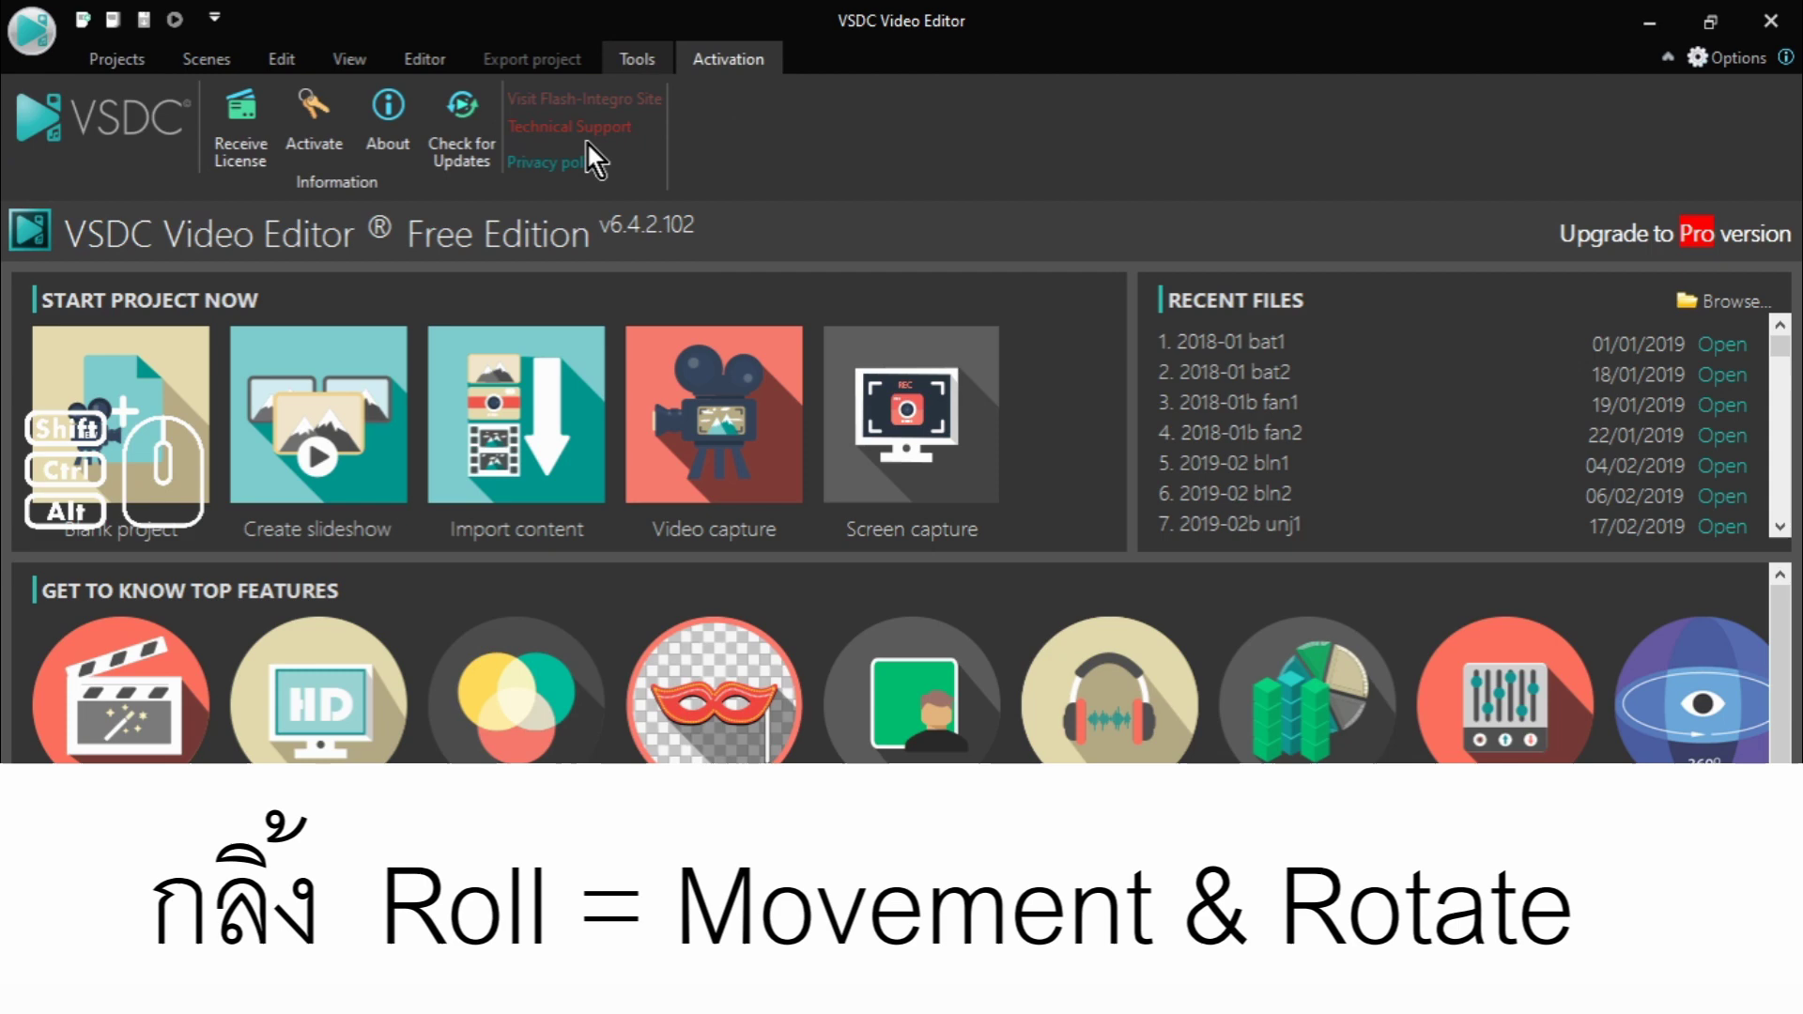
left_click(811, 153)
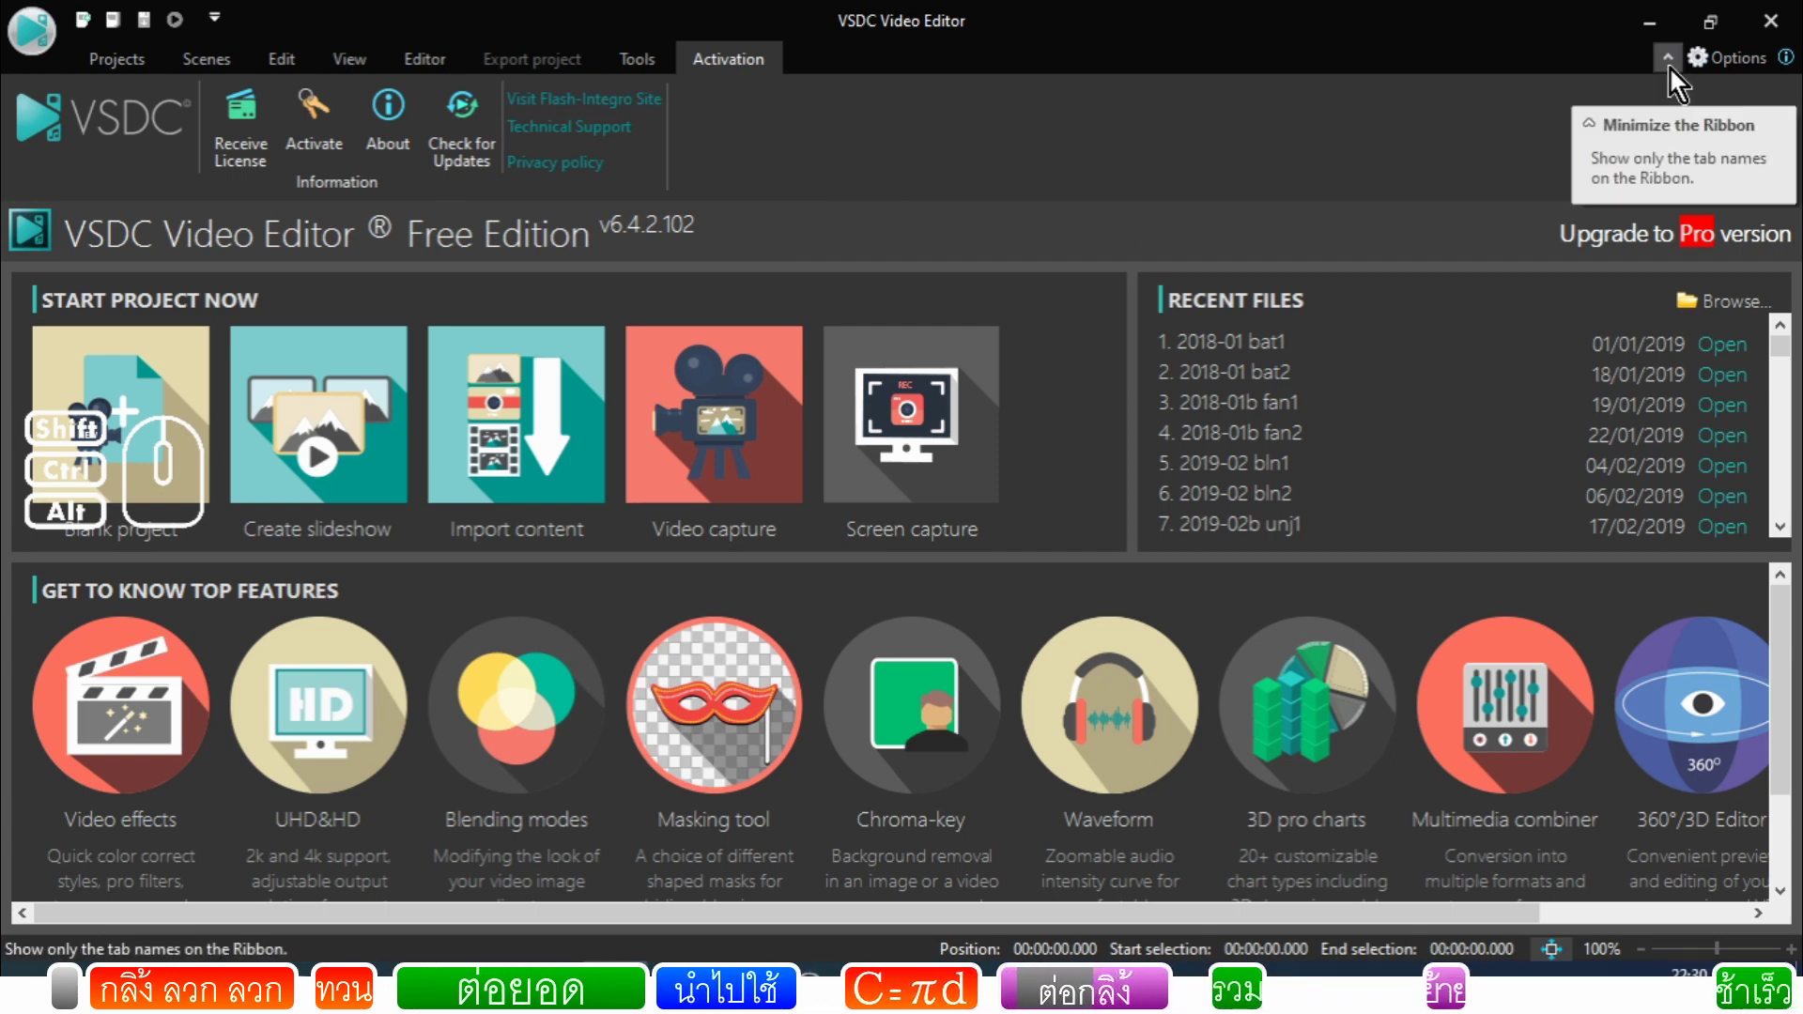
Step: In Options > Timeline Options, uncheck 'Use storyboard for videos' and apply with OK
left_click(1738, 69)
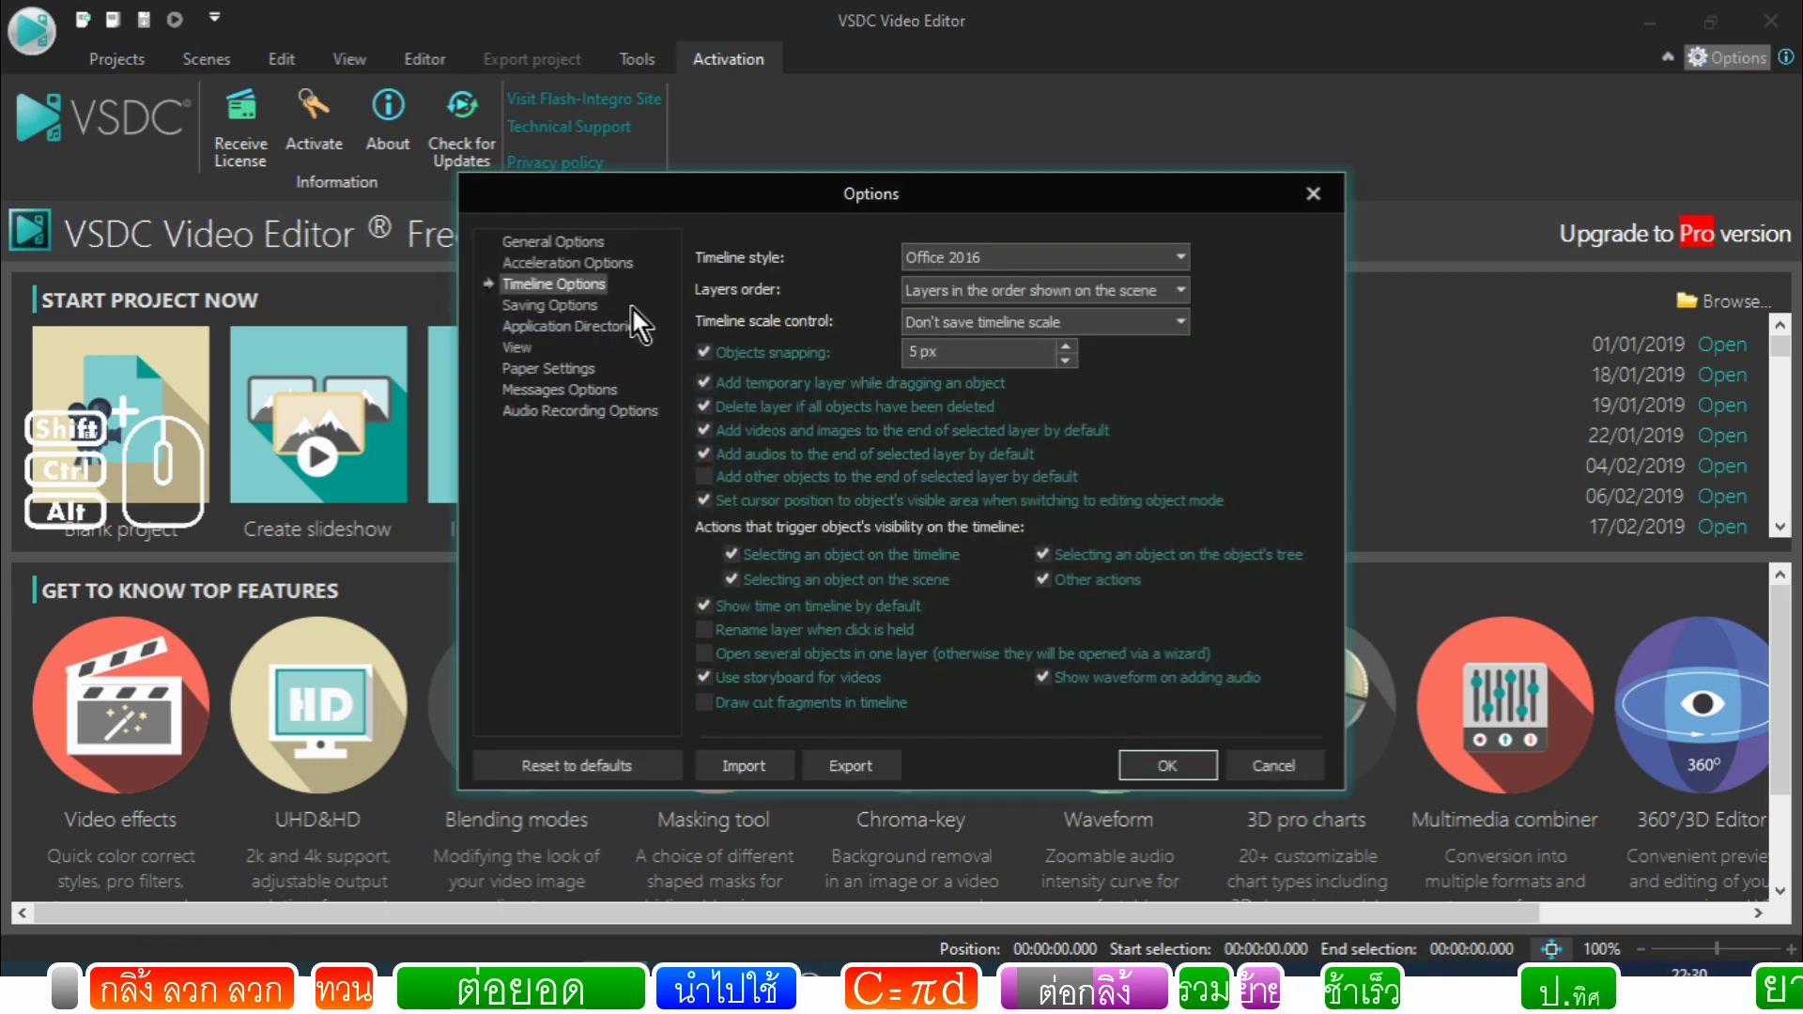
left_click(573, 247)
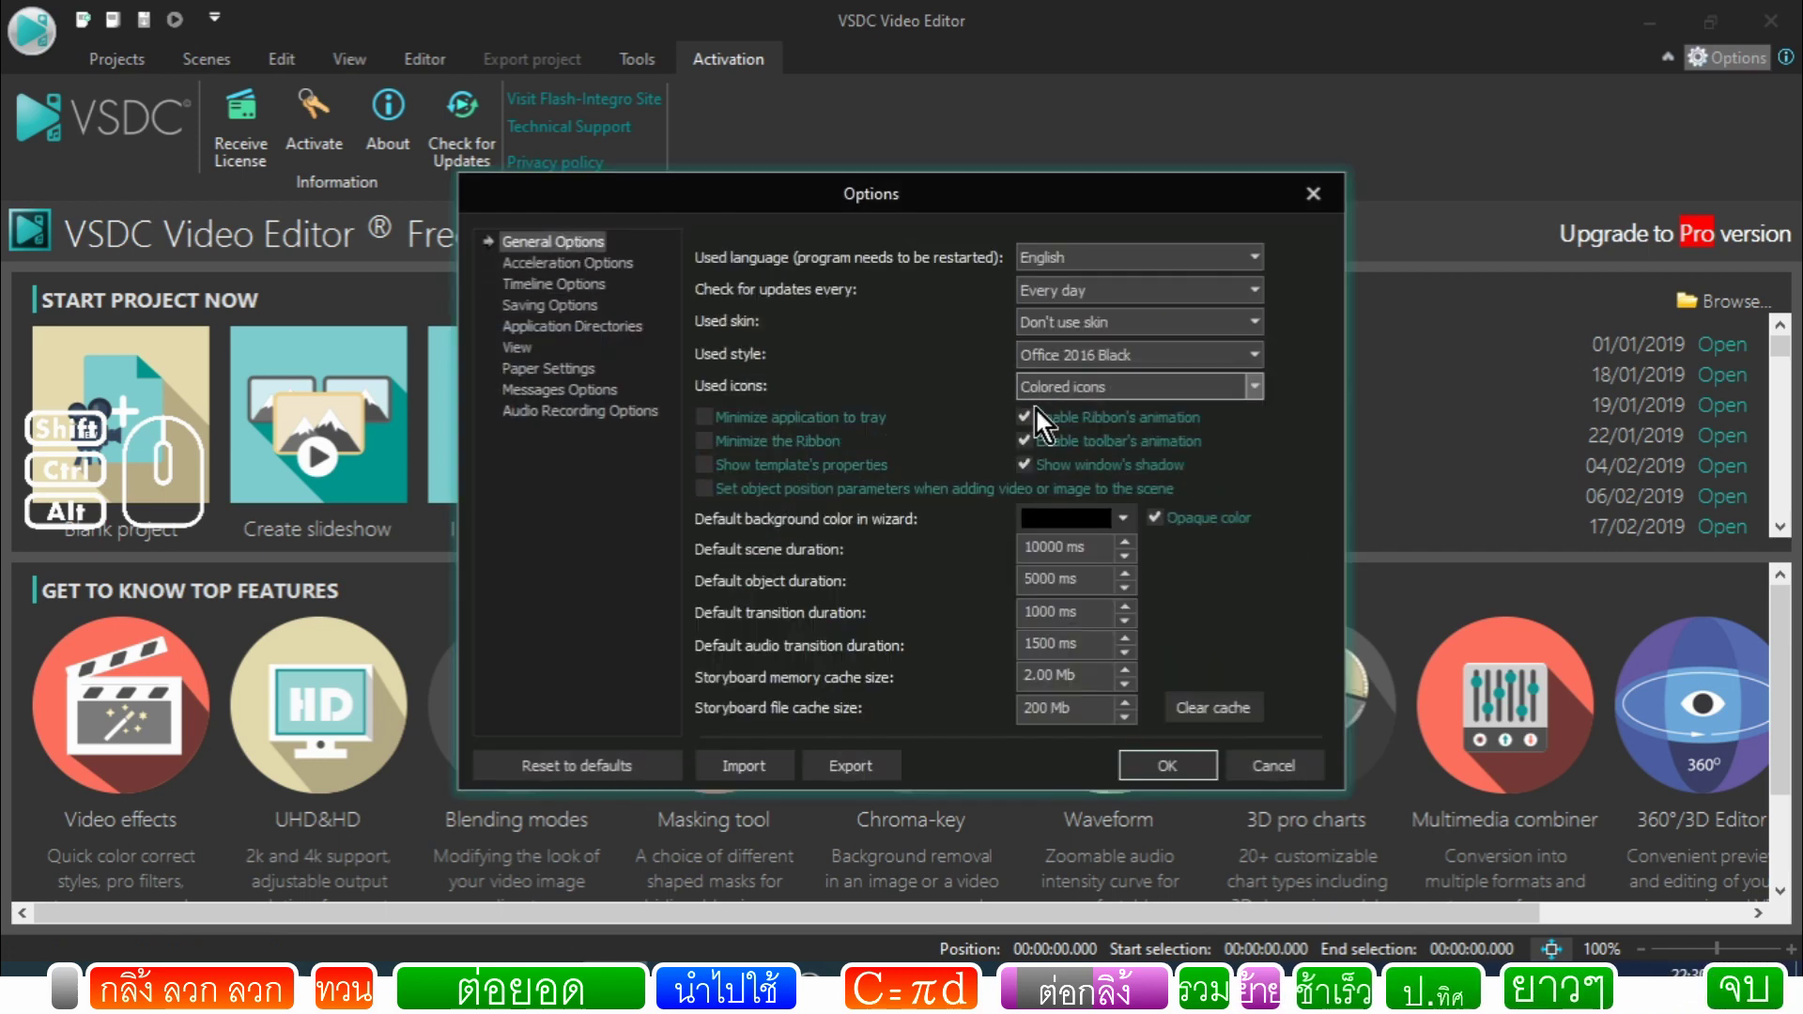
left_click(570, 300)
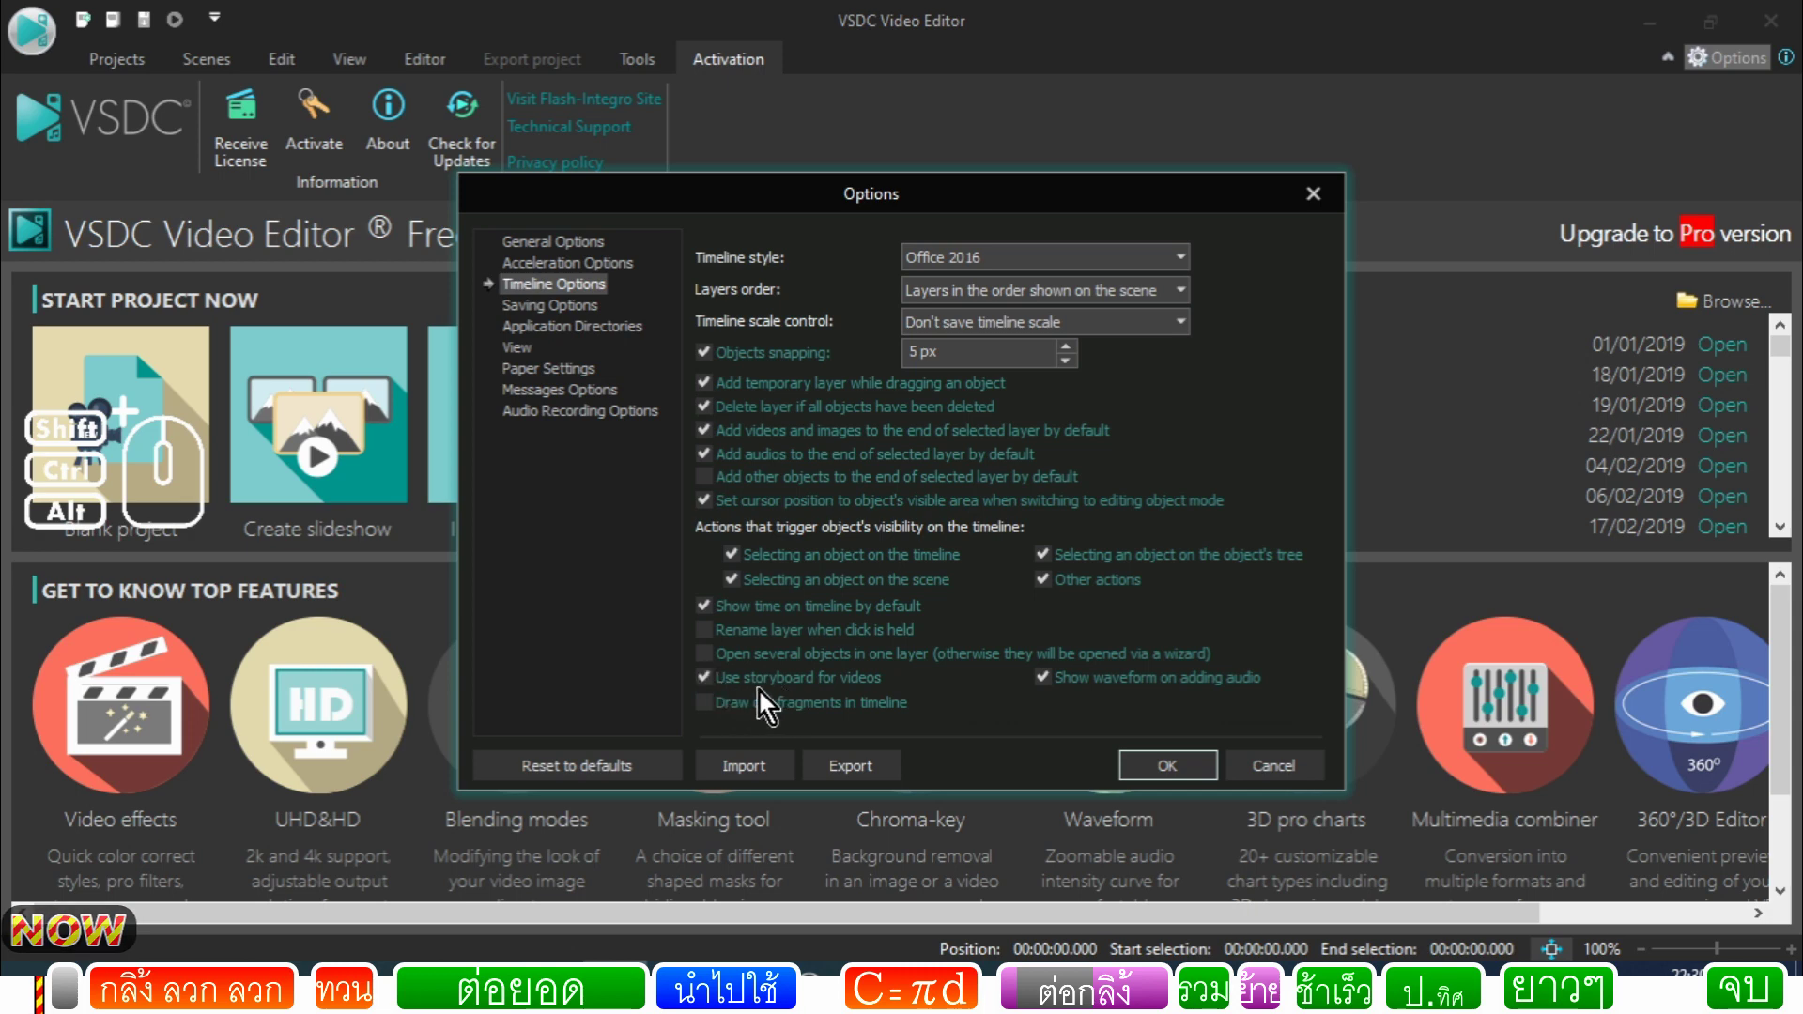
left_click(716, 683)
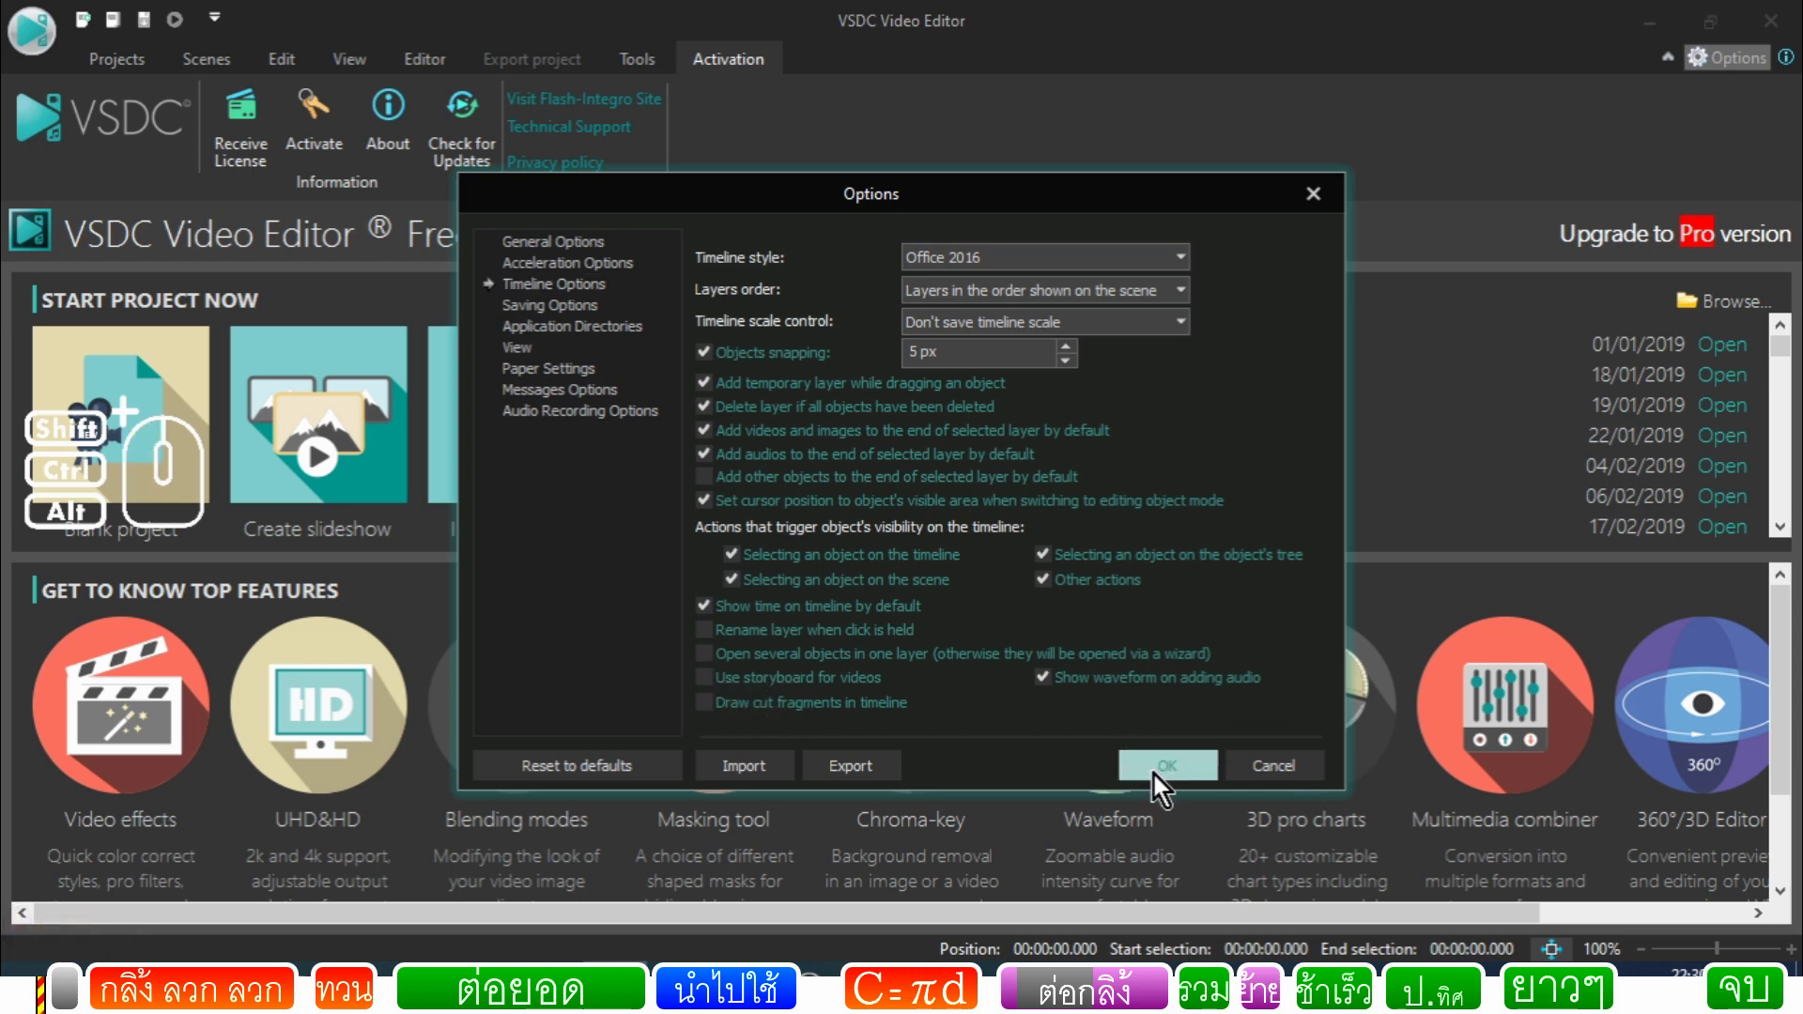
left_click(1158, 782)
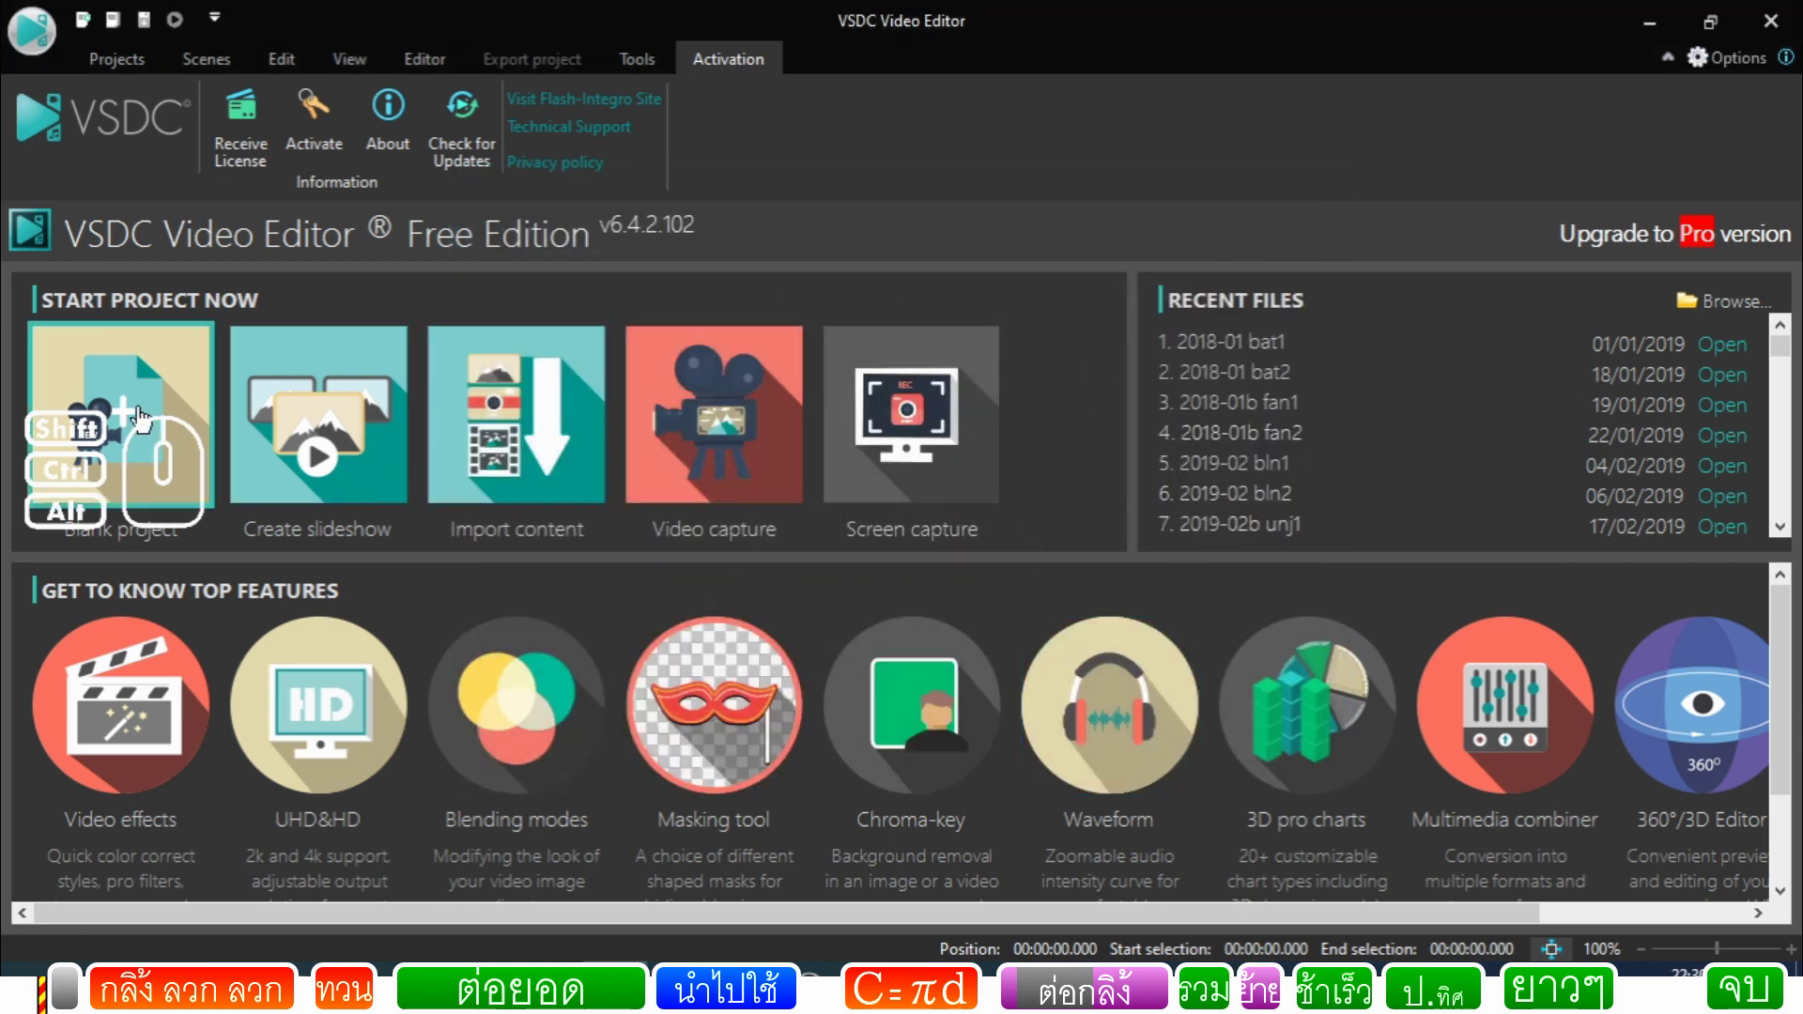
Step: Create a blank YouTube Full HD 1920x1080, 30 fps project with an orange background
left_click(145, 419)
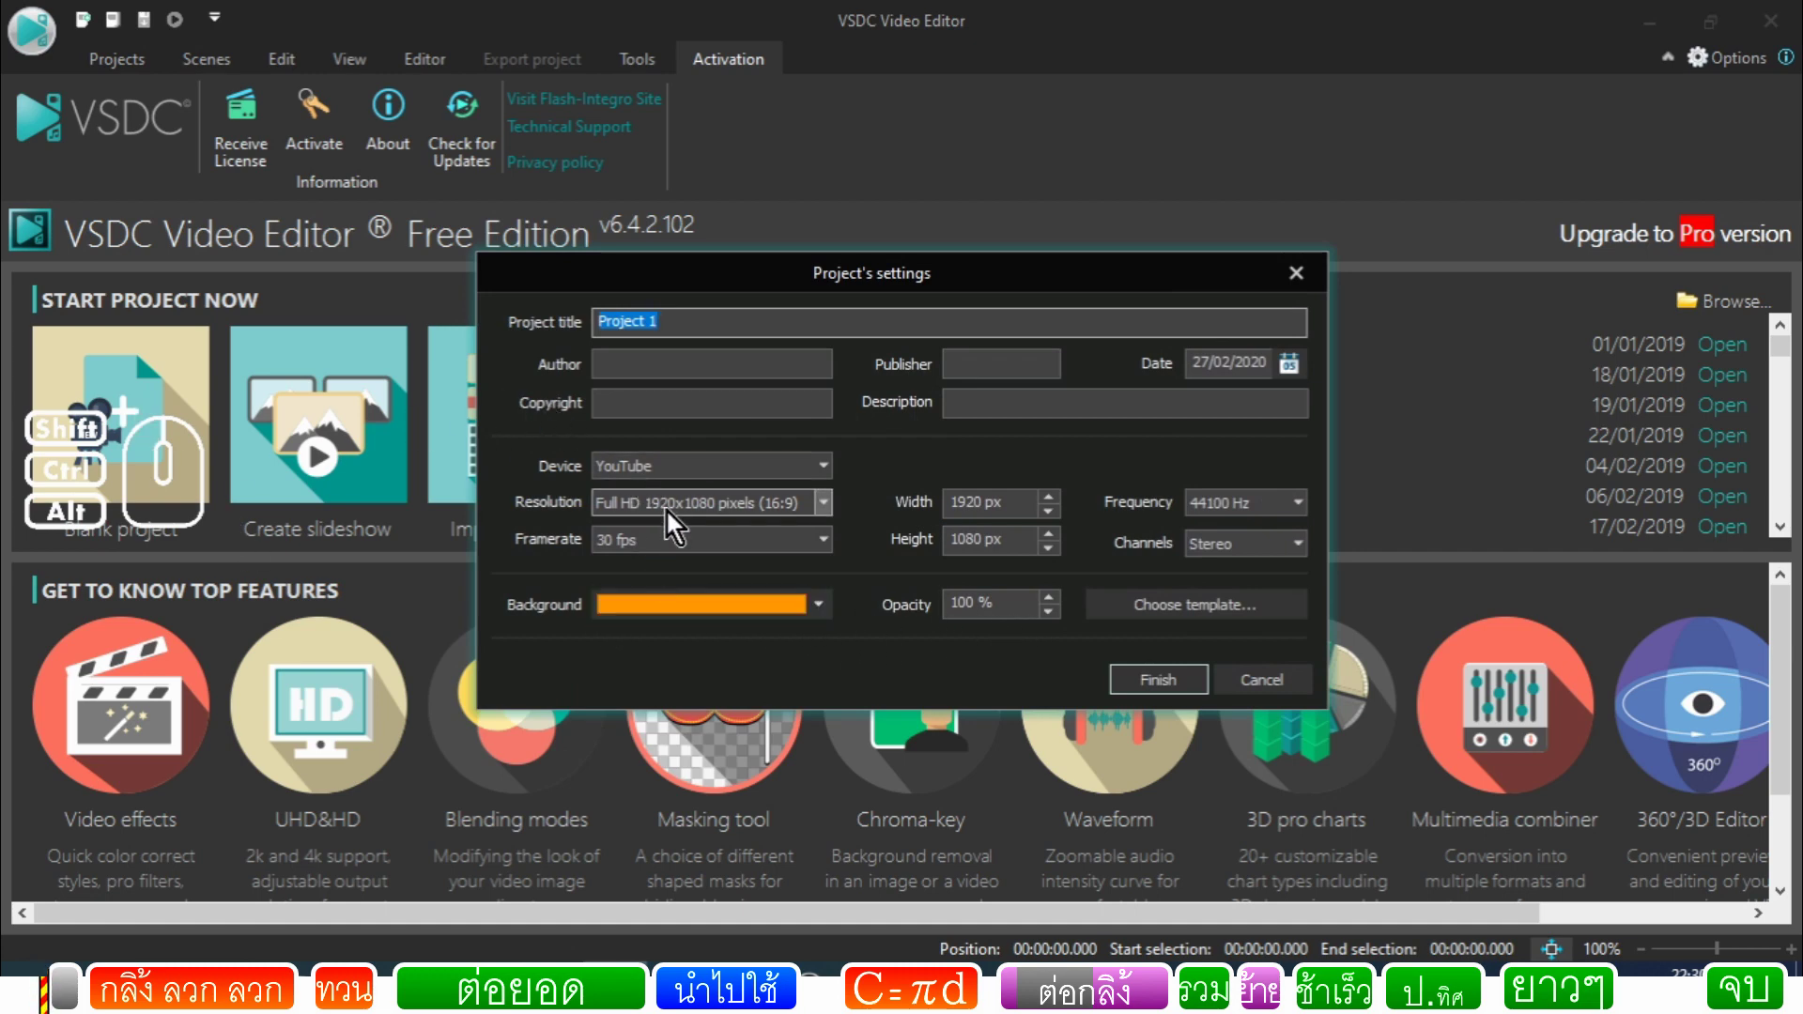
left_click(1135, 697)
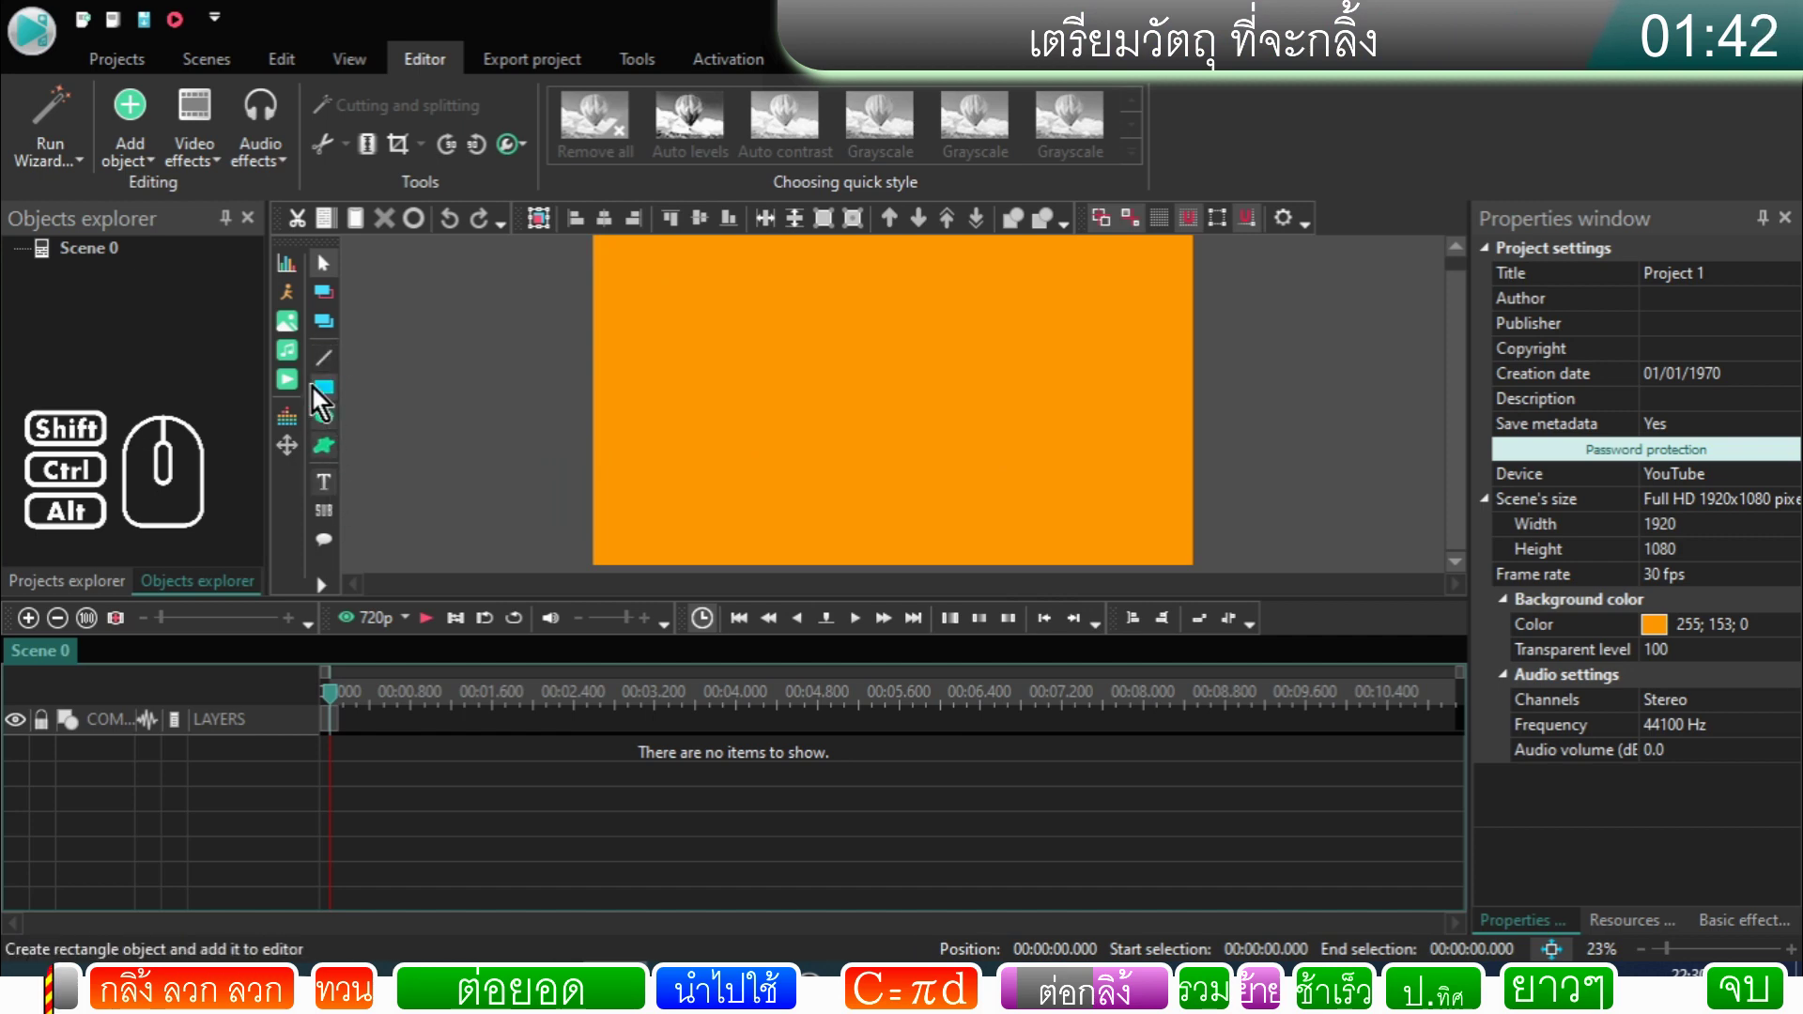
Step: Add the 'logo yatte logo full' image to the scene with default timeline placement
left_click(299, 337)
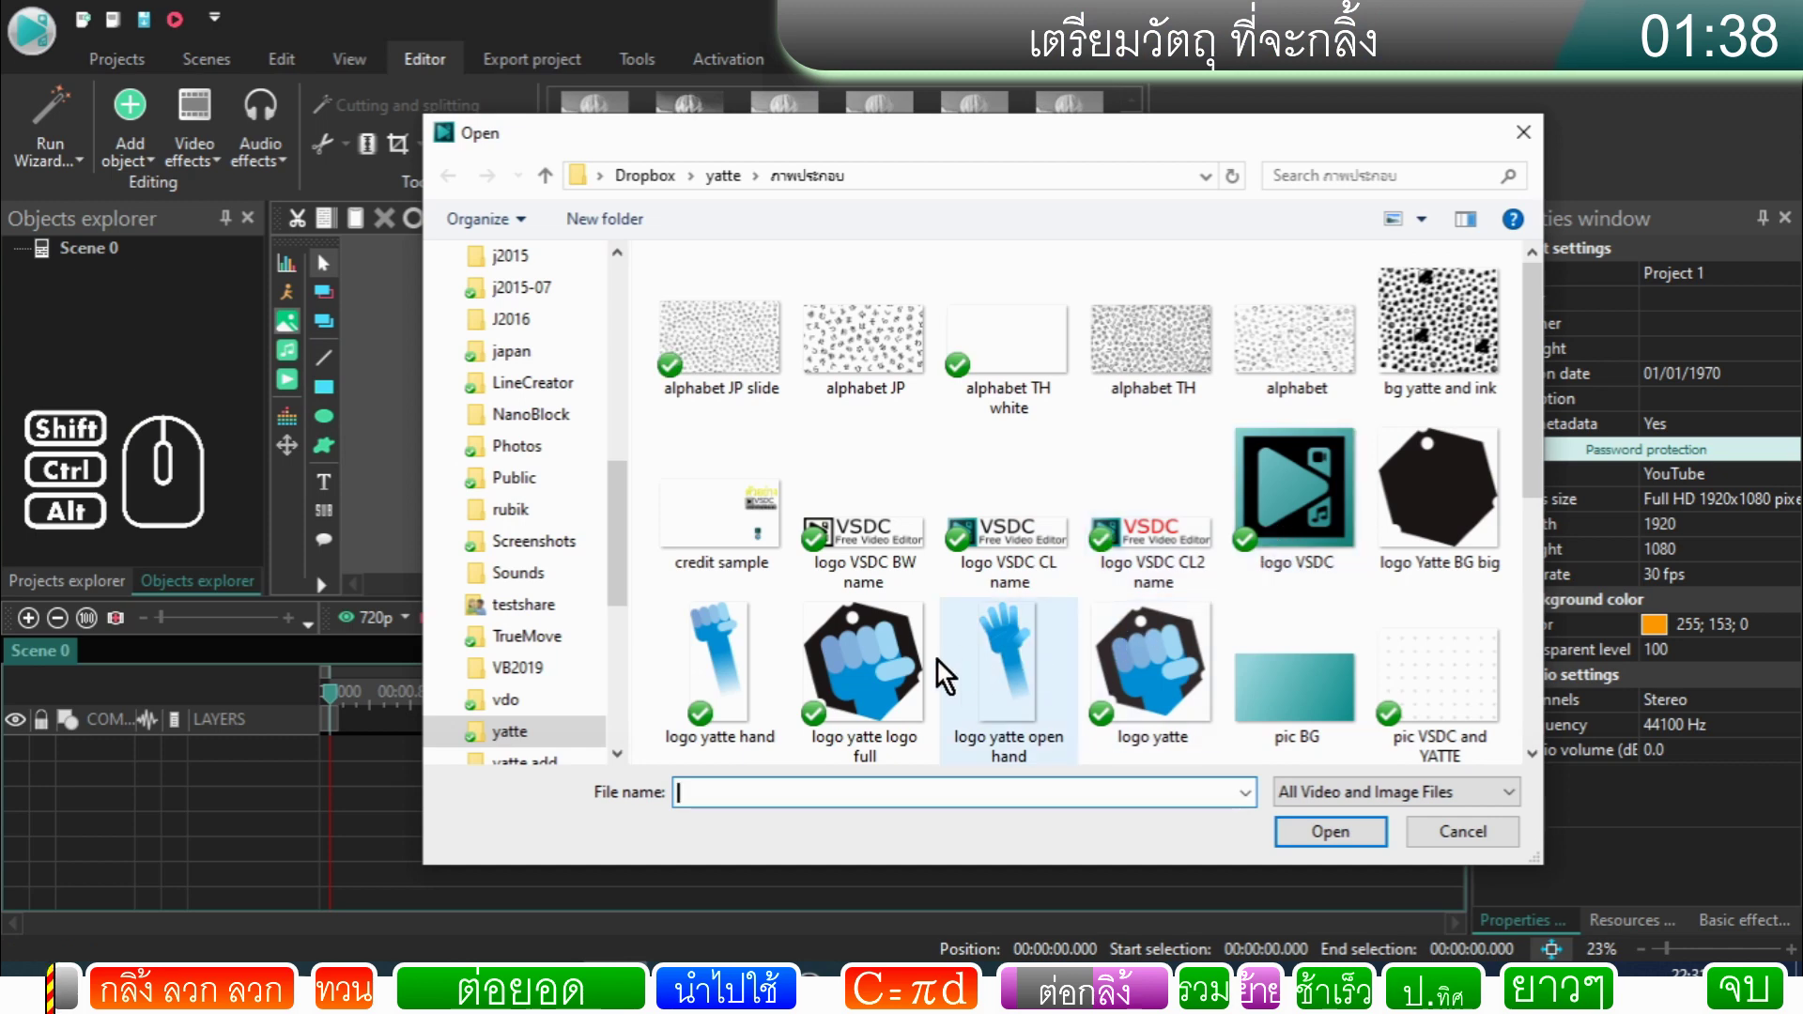
left_click(895, 671)
left_click(1365, 844)
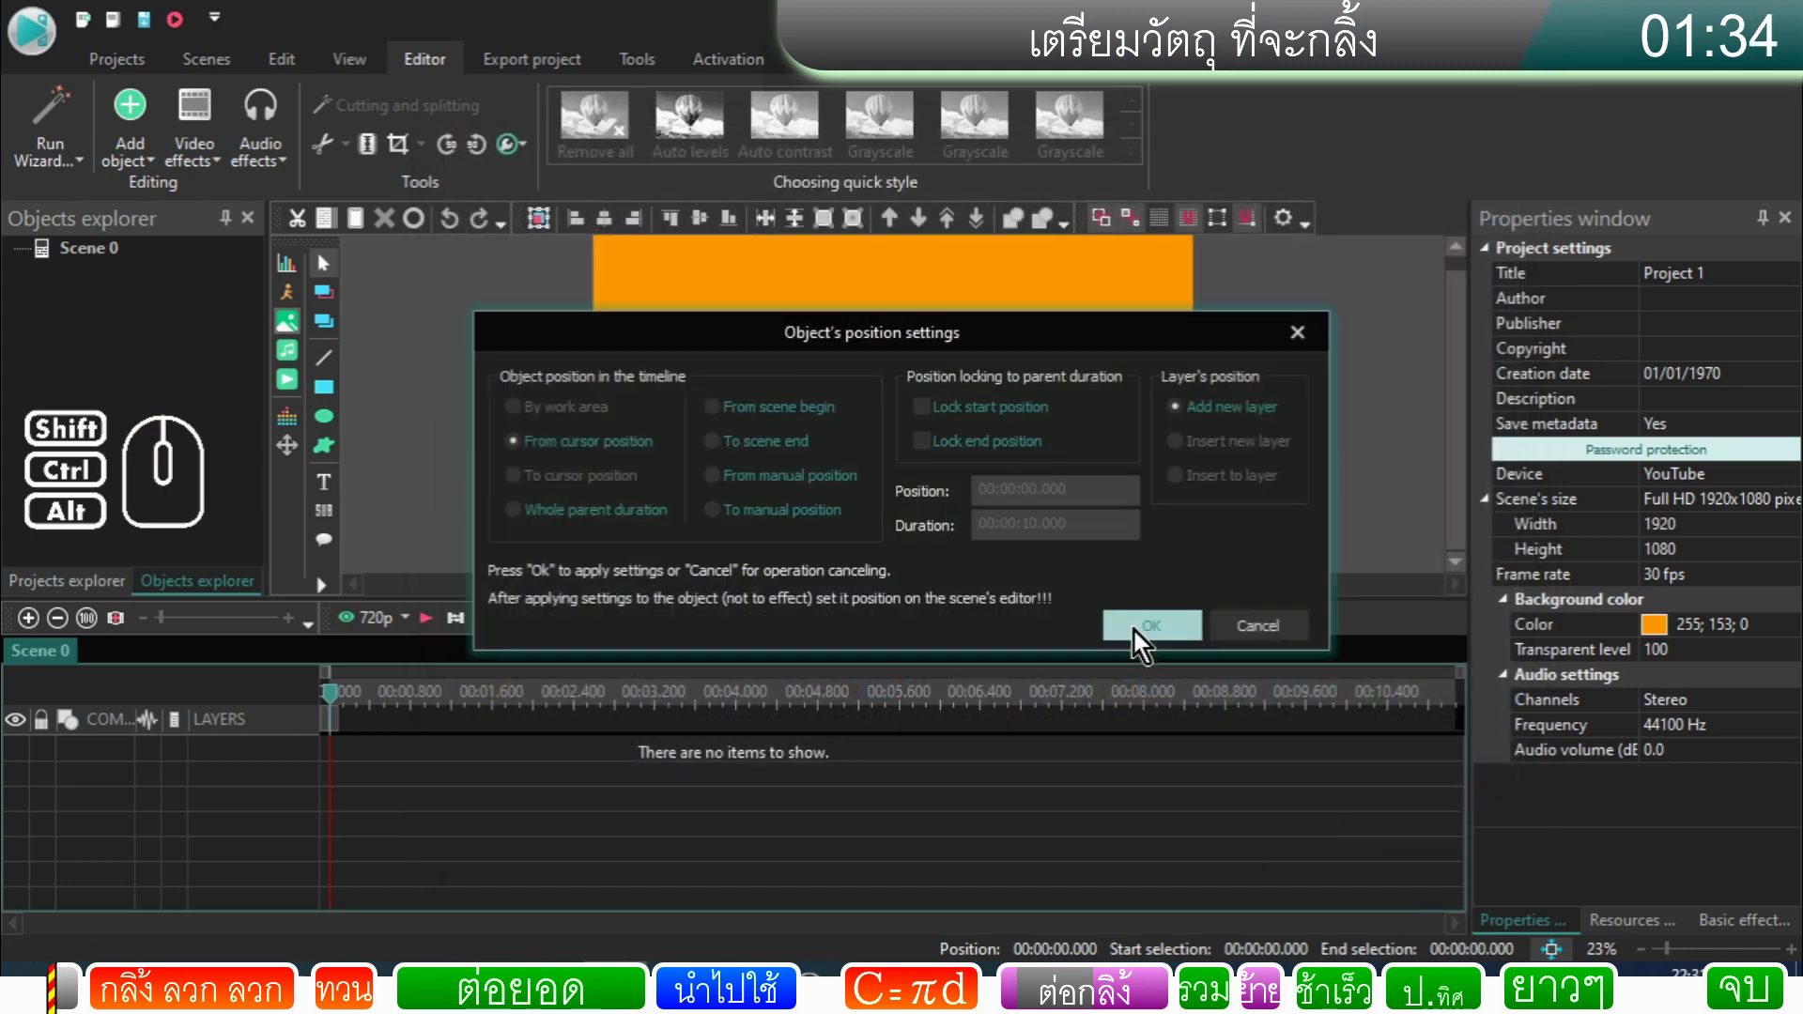
left_click(1143, 640)
Step: Resize the logo to 200x200 and place it near the top-left corner
double_click(1681, 435)
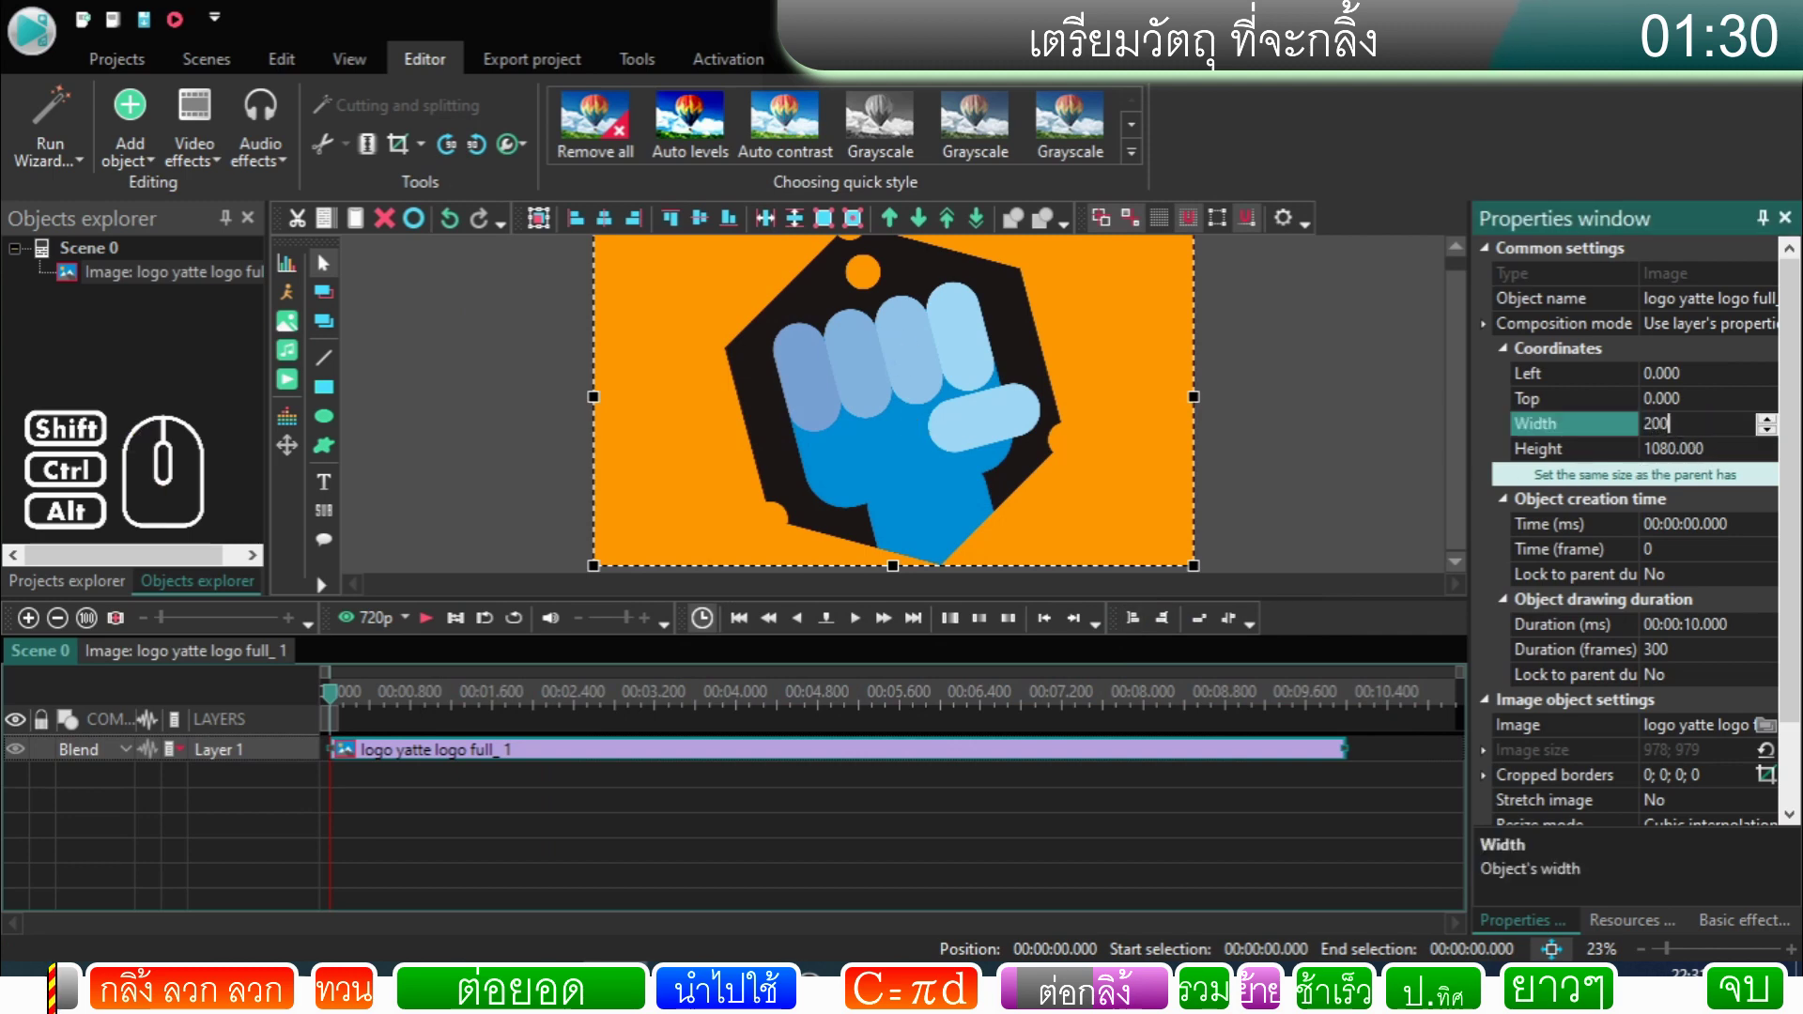
double_click(1668, 454)
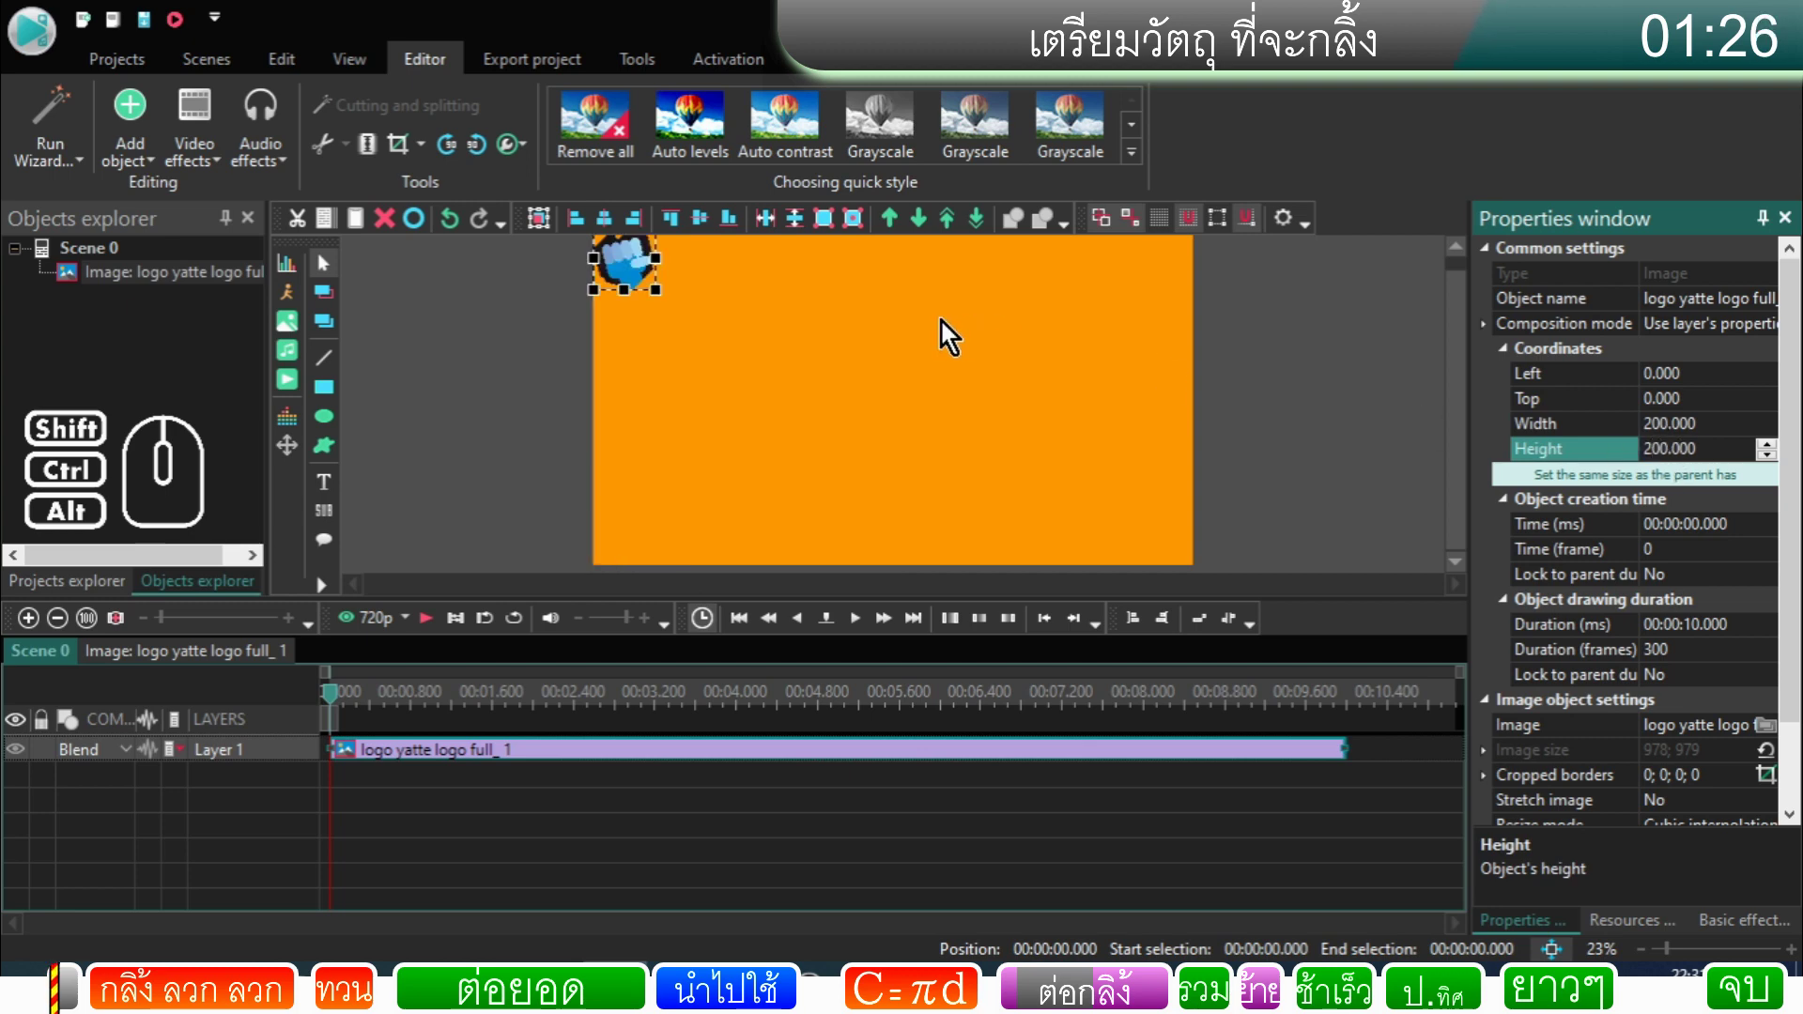
left_click_drag(1458, 350, 1397, 288)
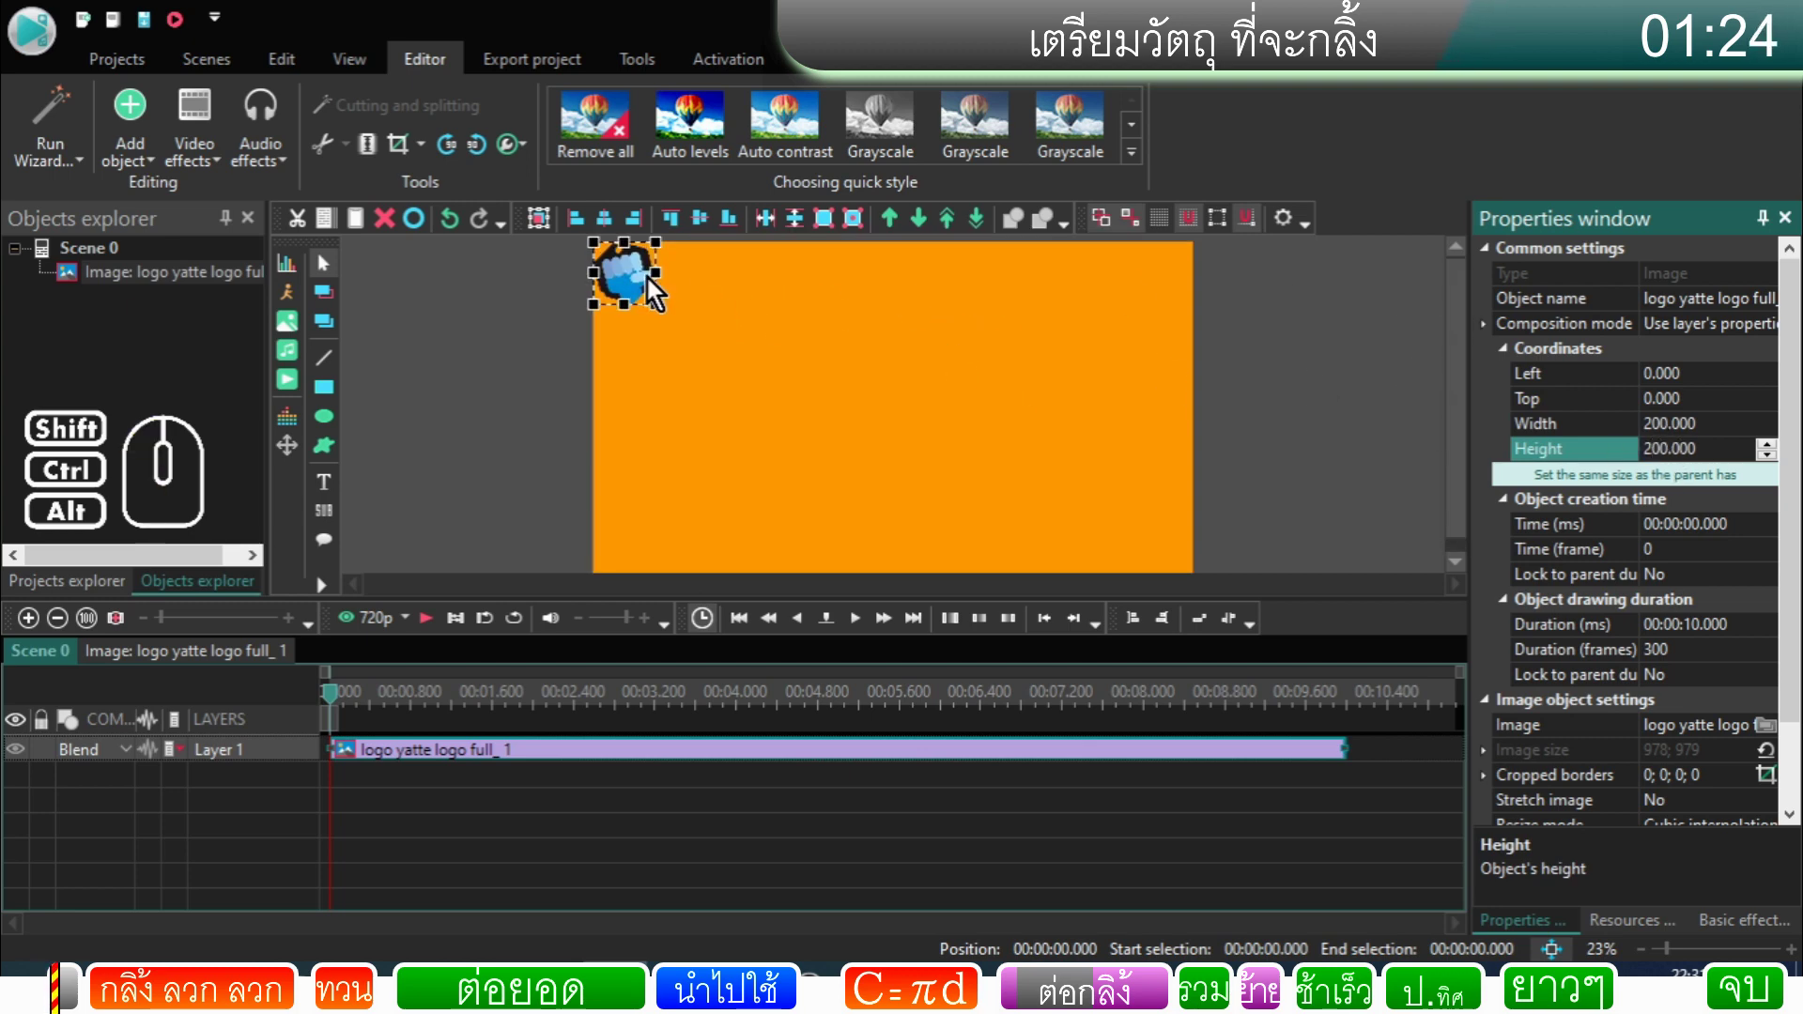
left_click_drag(637, 289, 654, 301)
left_click(723, 369)
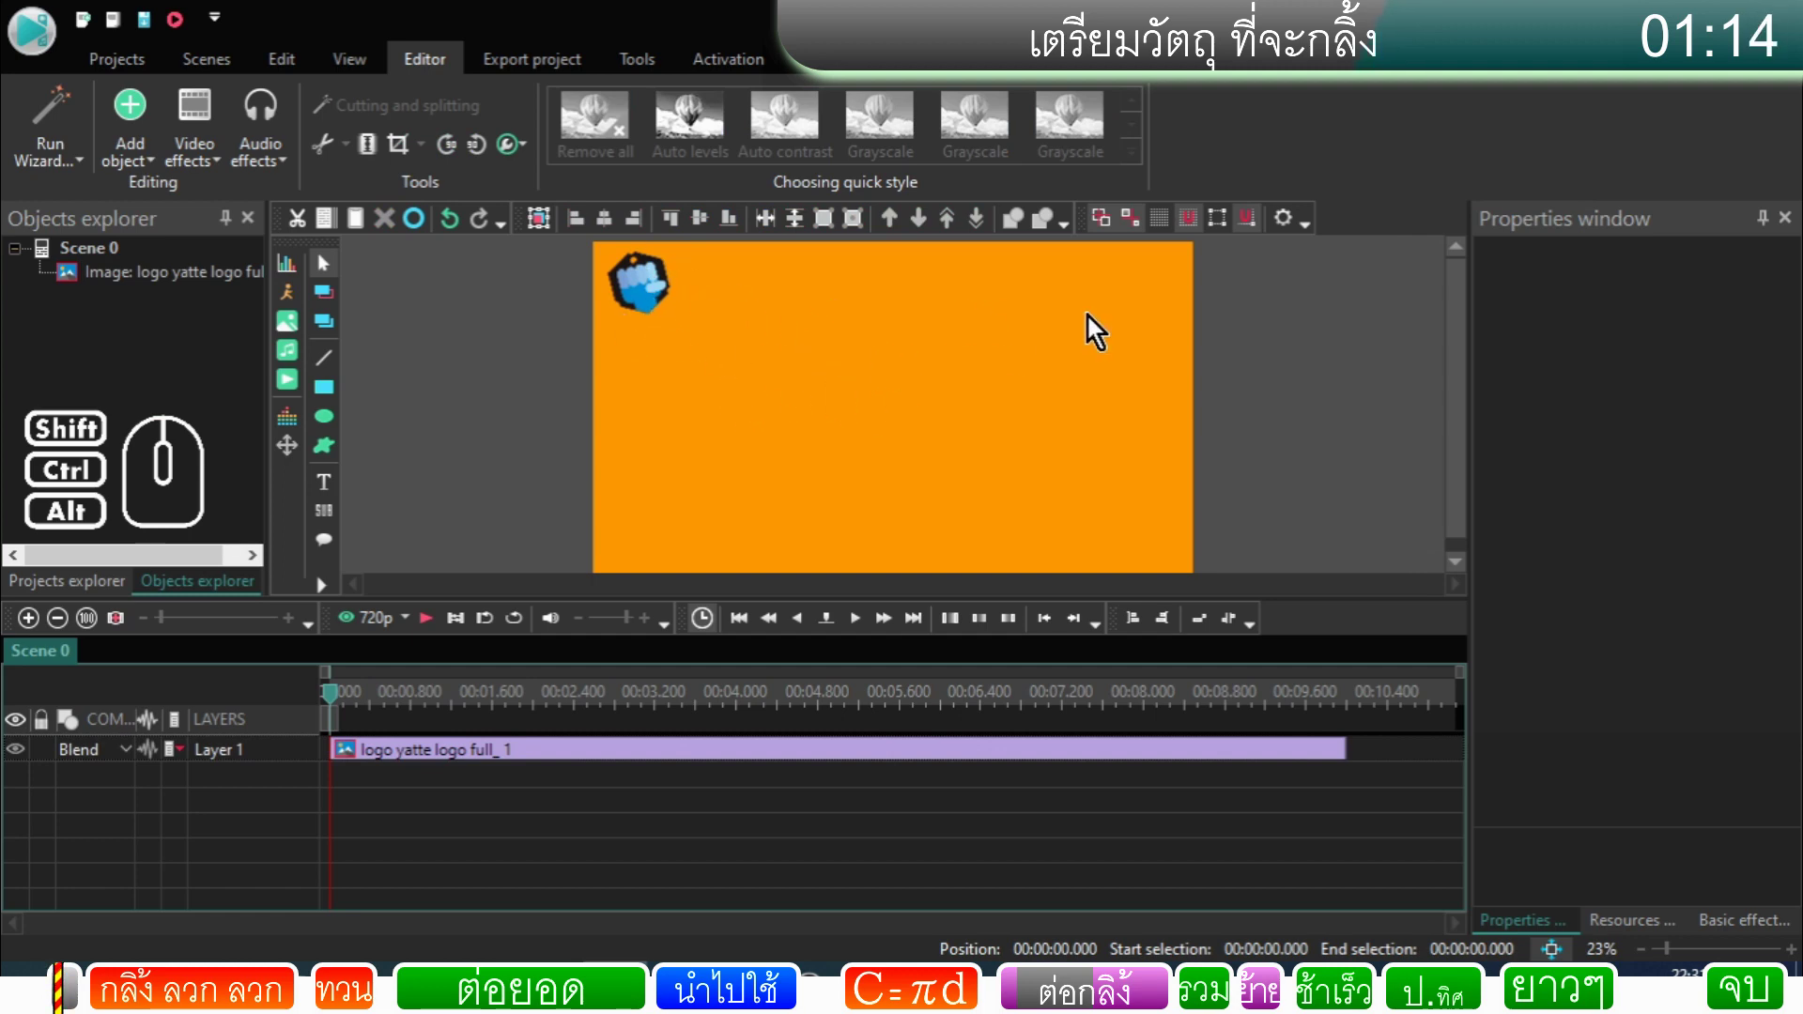
Step: Add an ellipse with default placement and draw it near the top-right corner
left_click(340, 431)
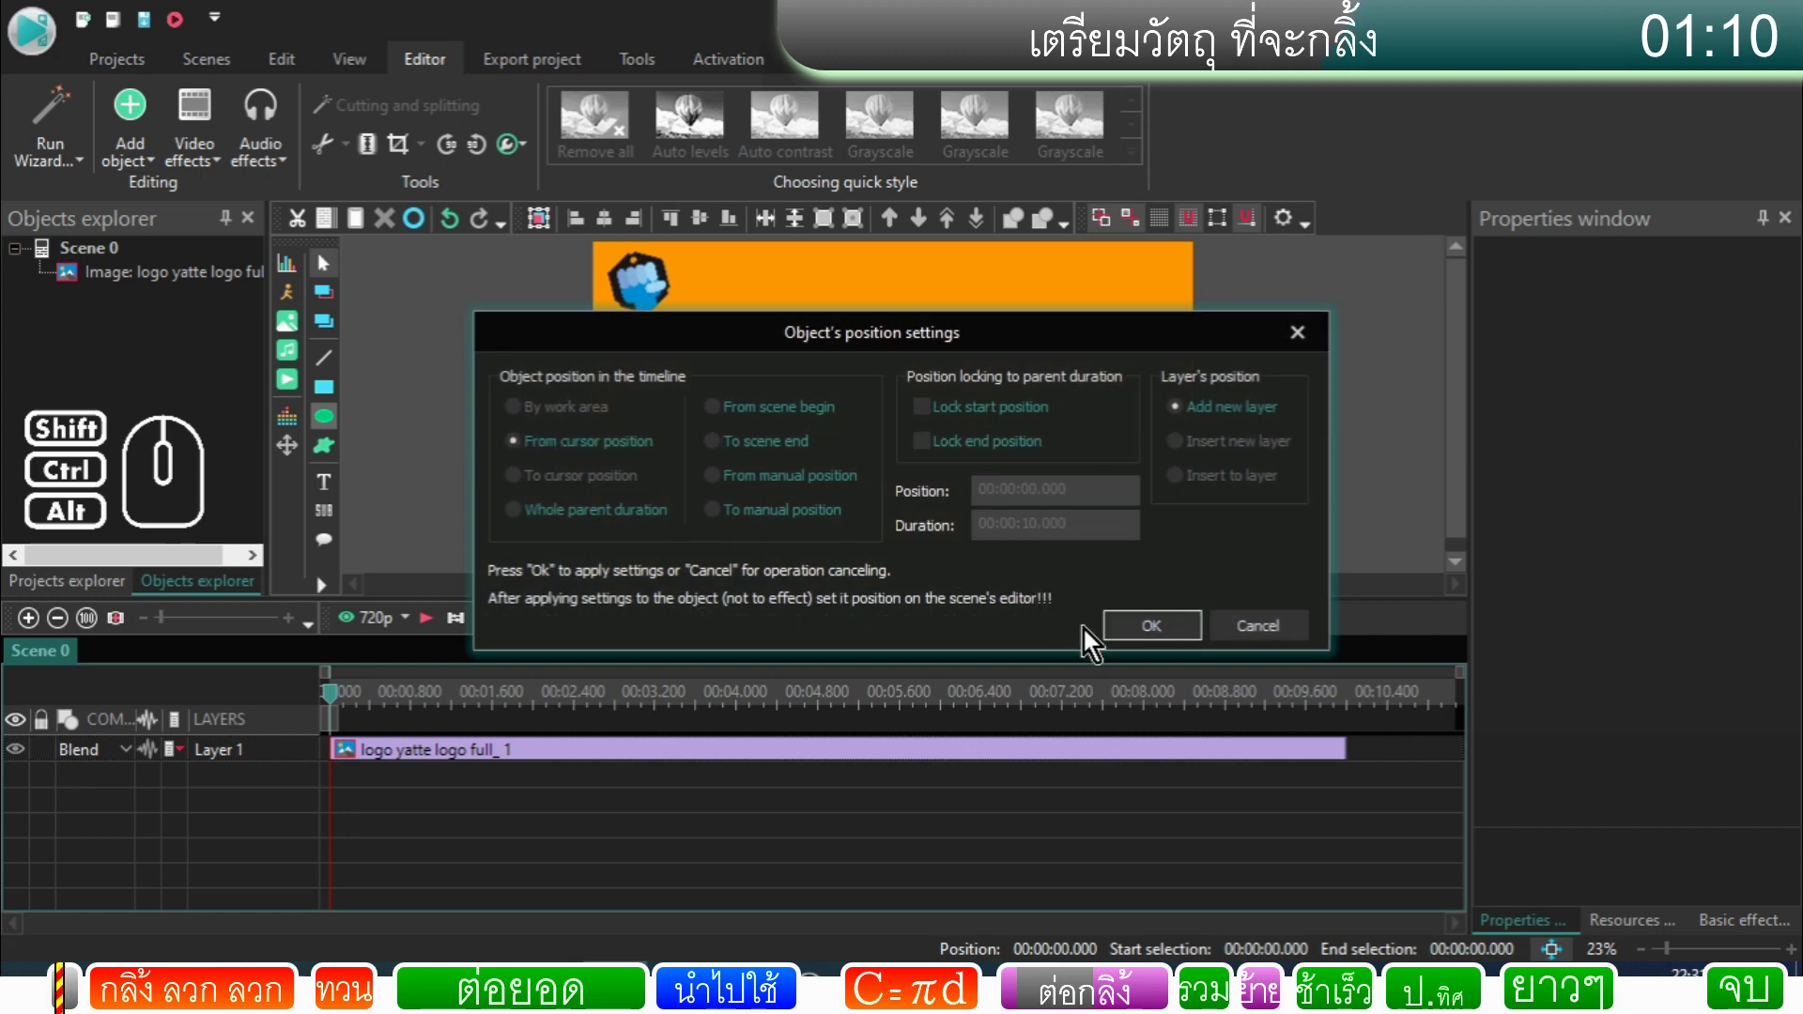
left_click(1135, 633)
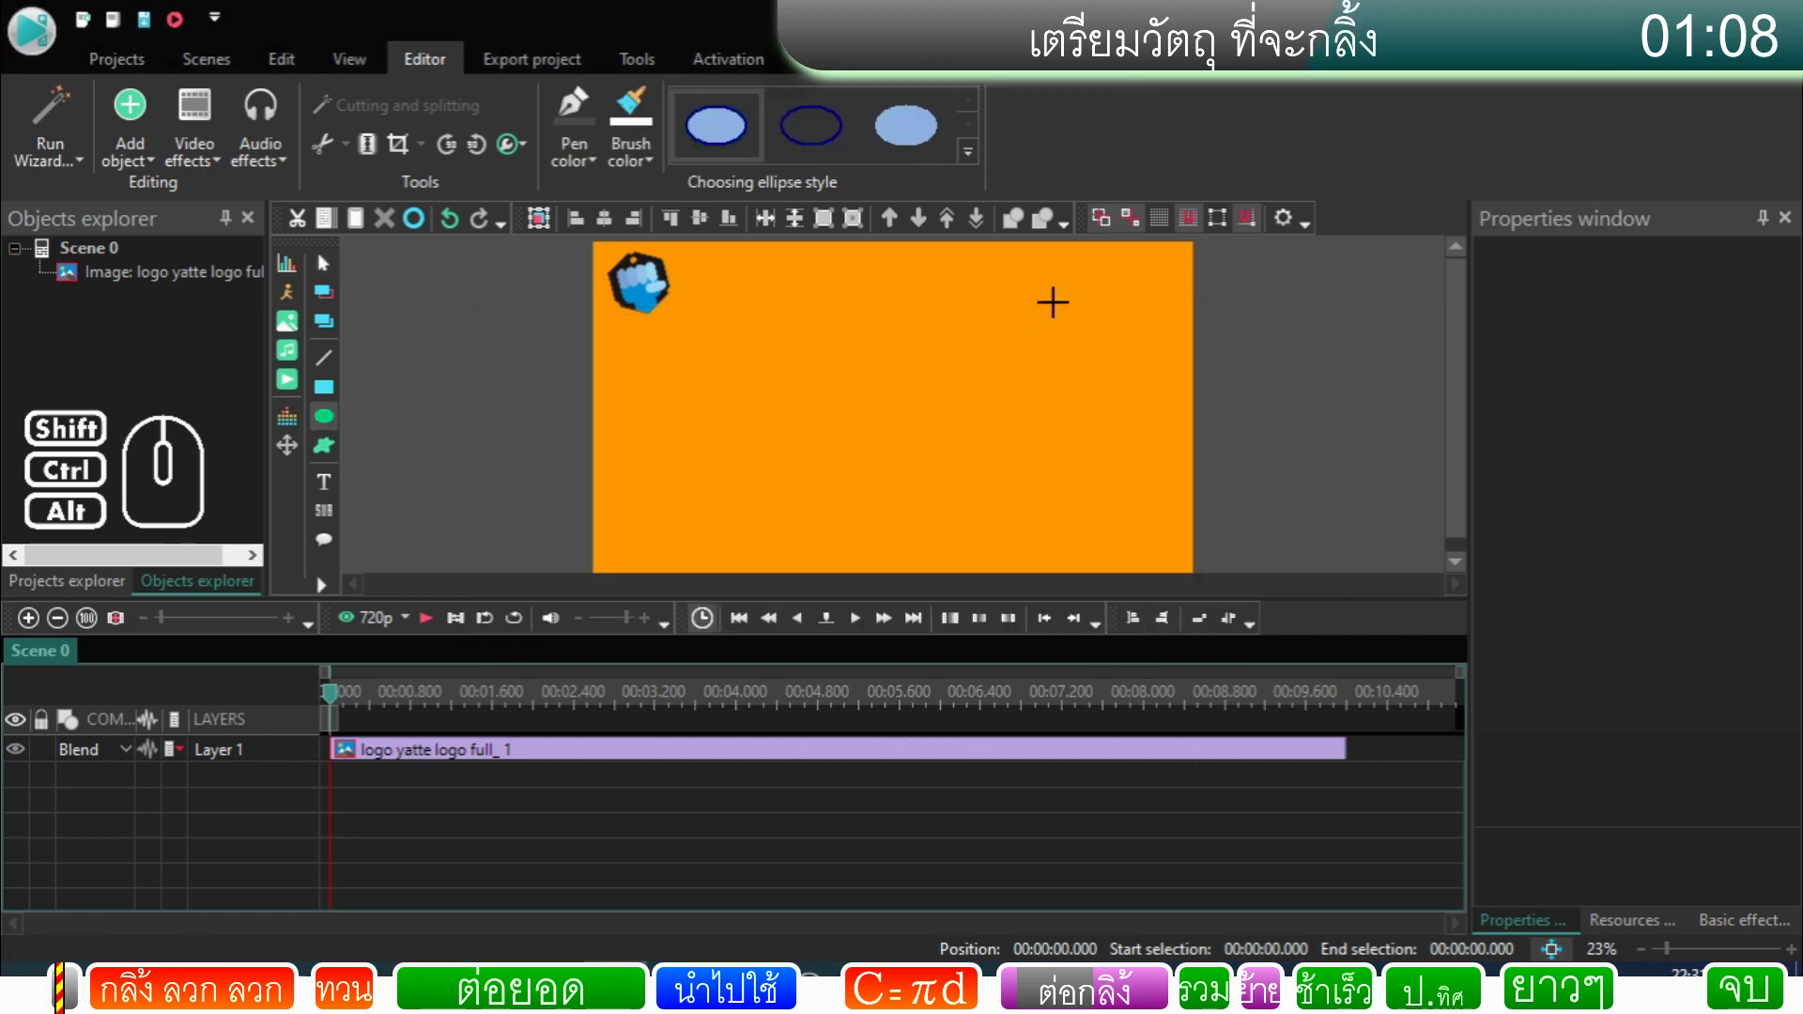
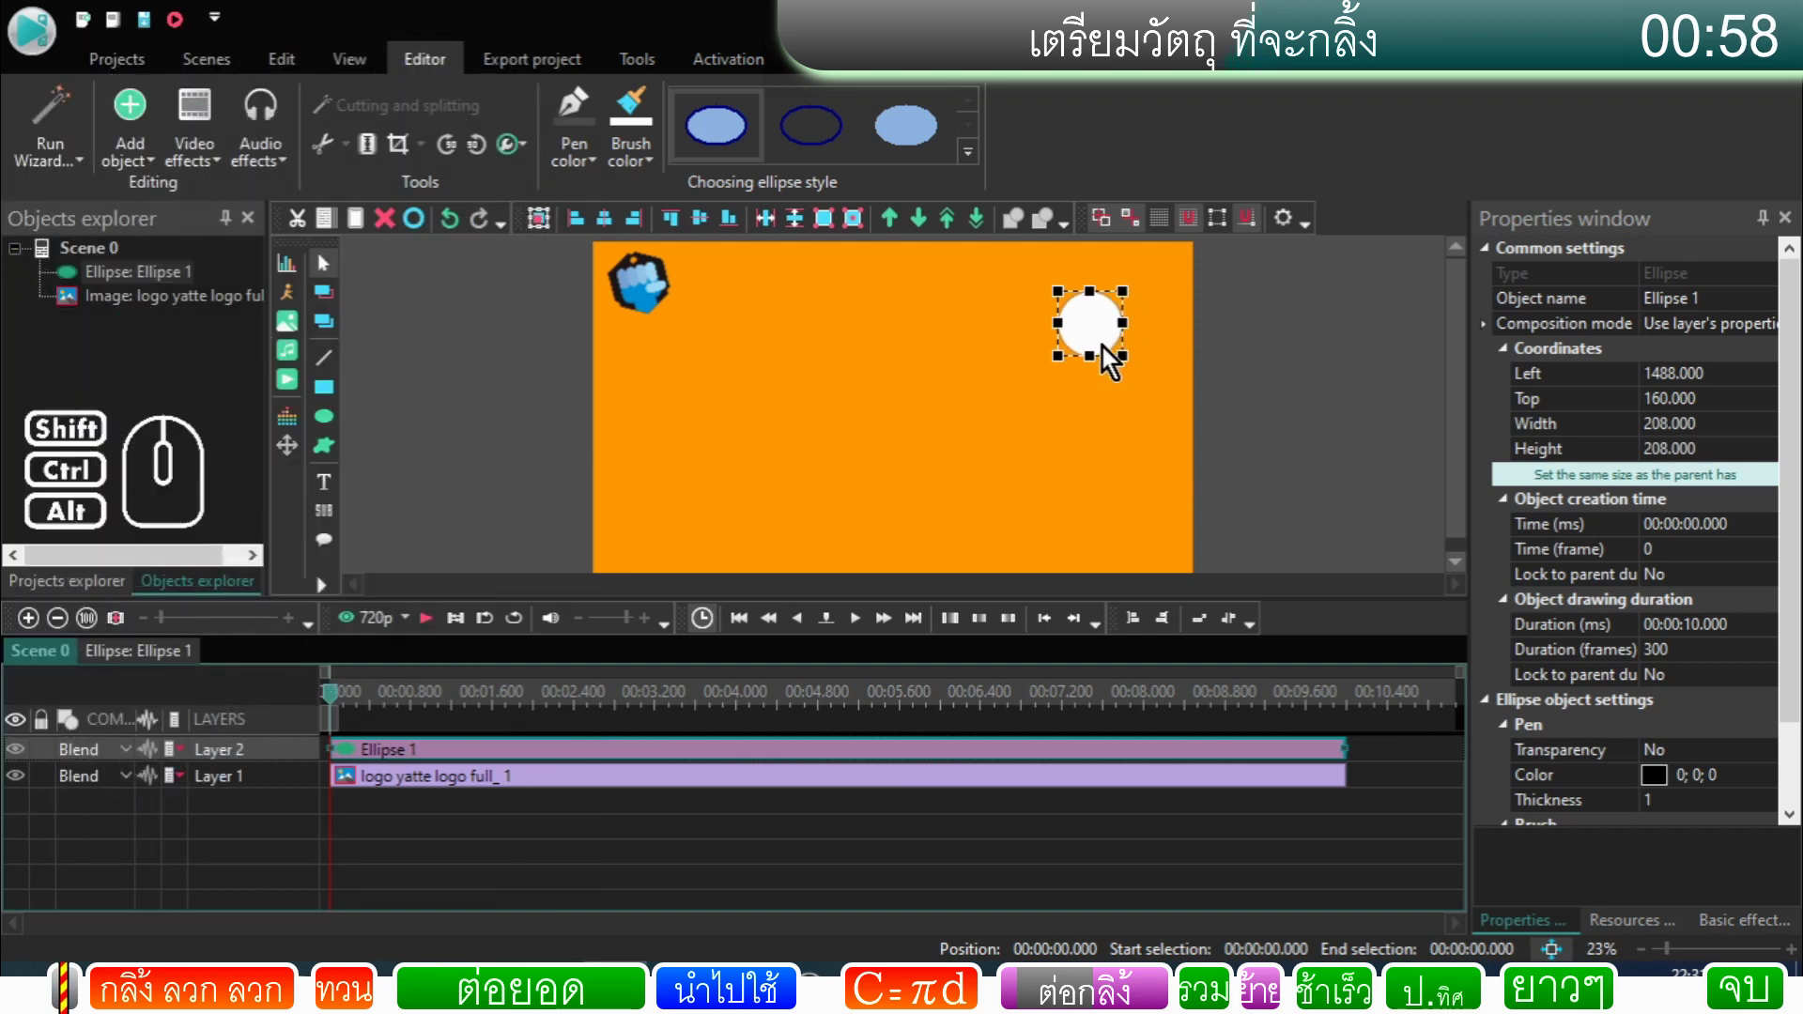
left_click(1100, 351)
Step: Size the circle to 200x200 and open it to edit its contents
double_click(1707, 439)
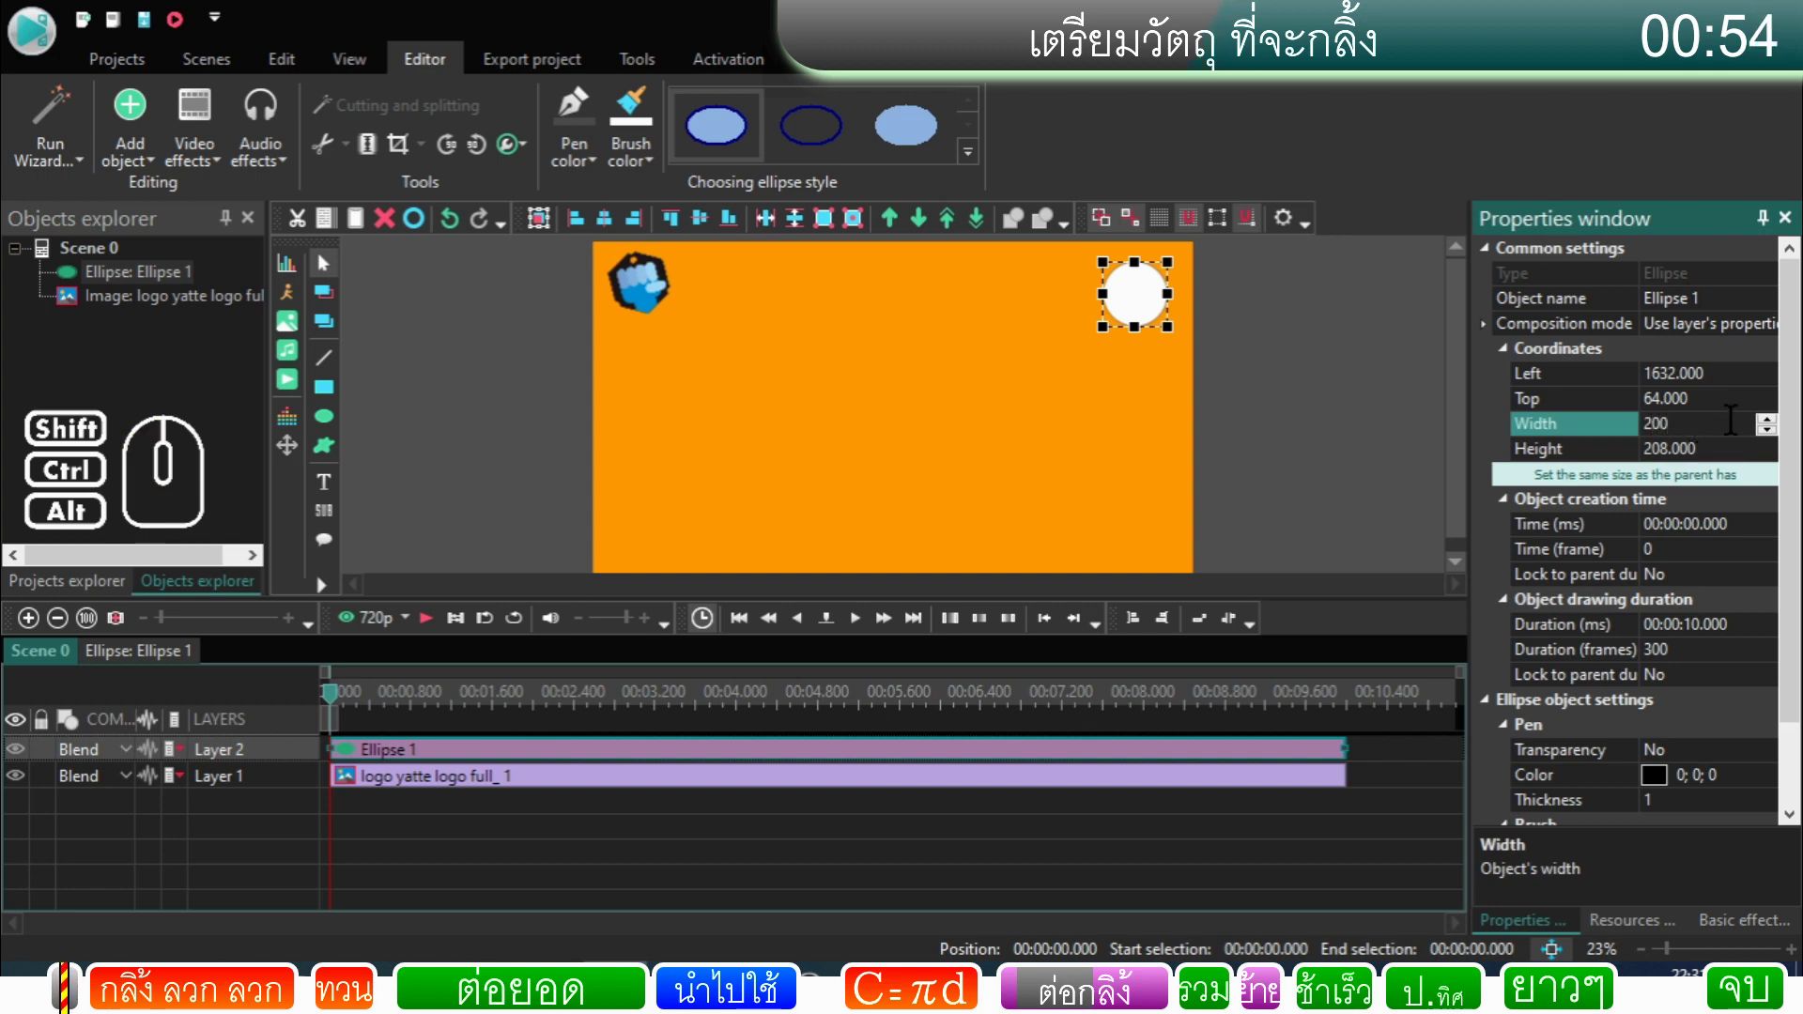
double_click(1670, 457)
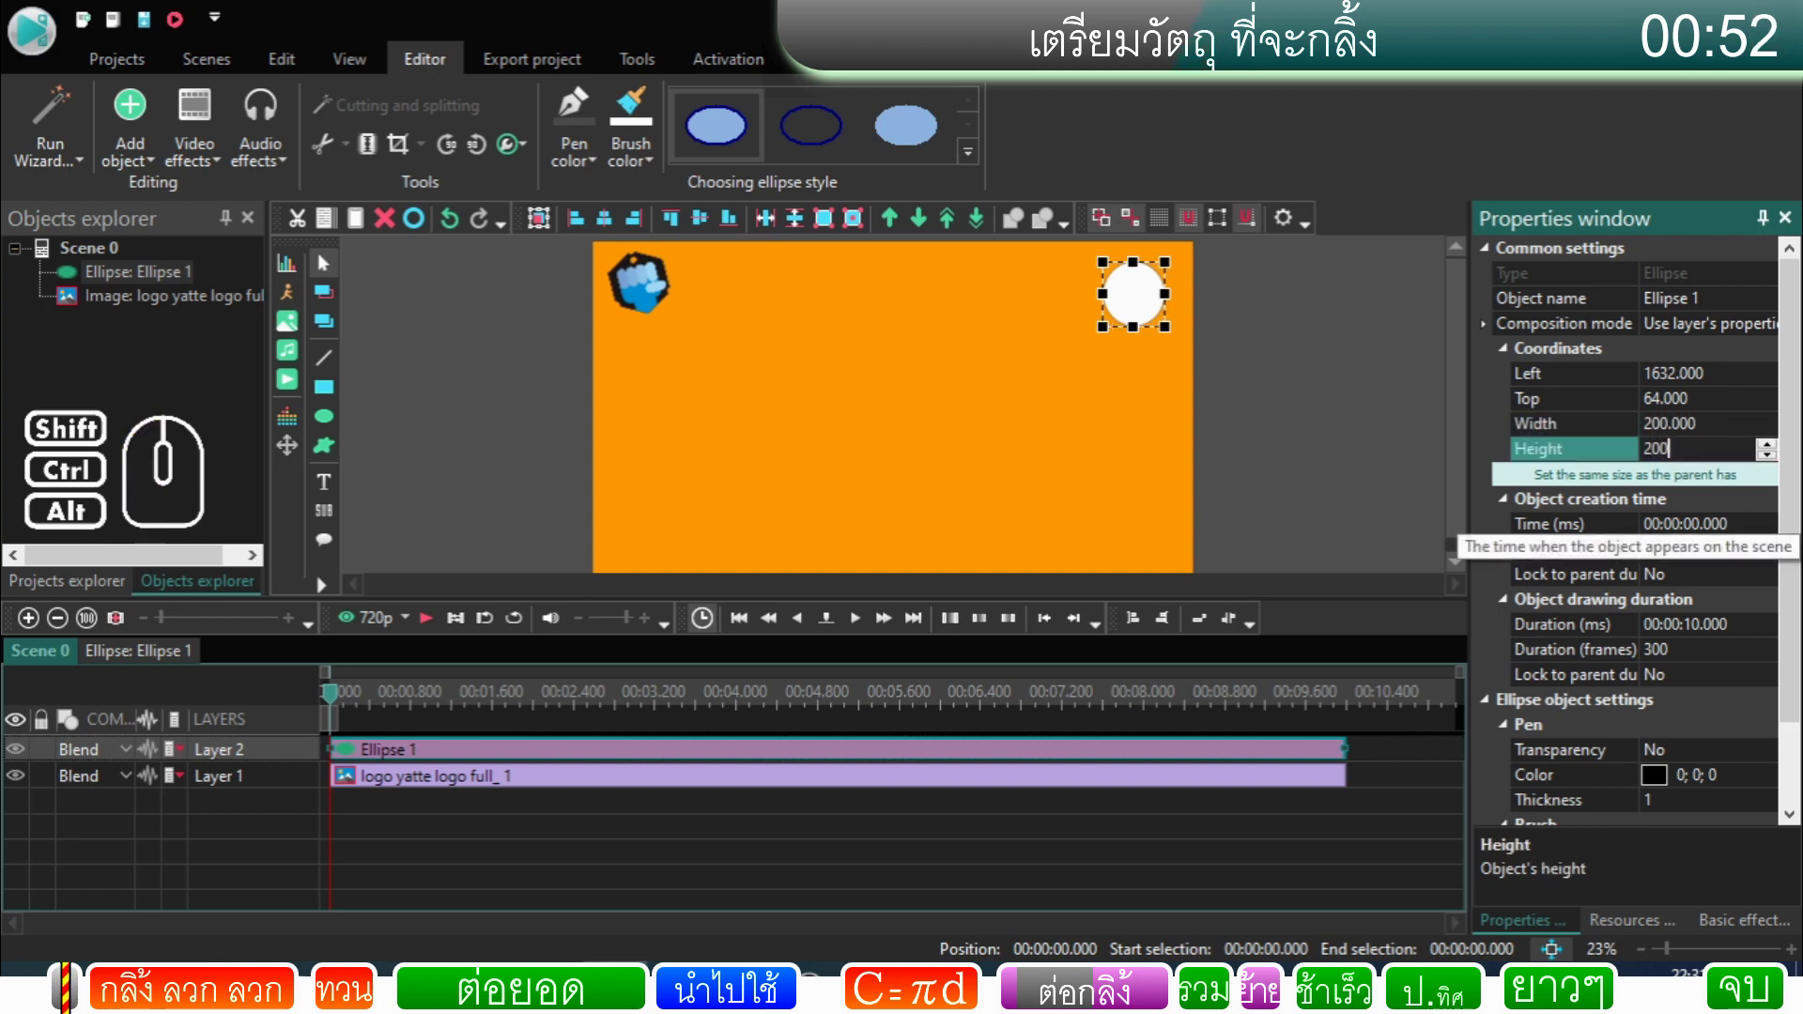
left_click(1249, 331)
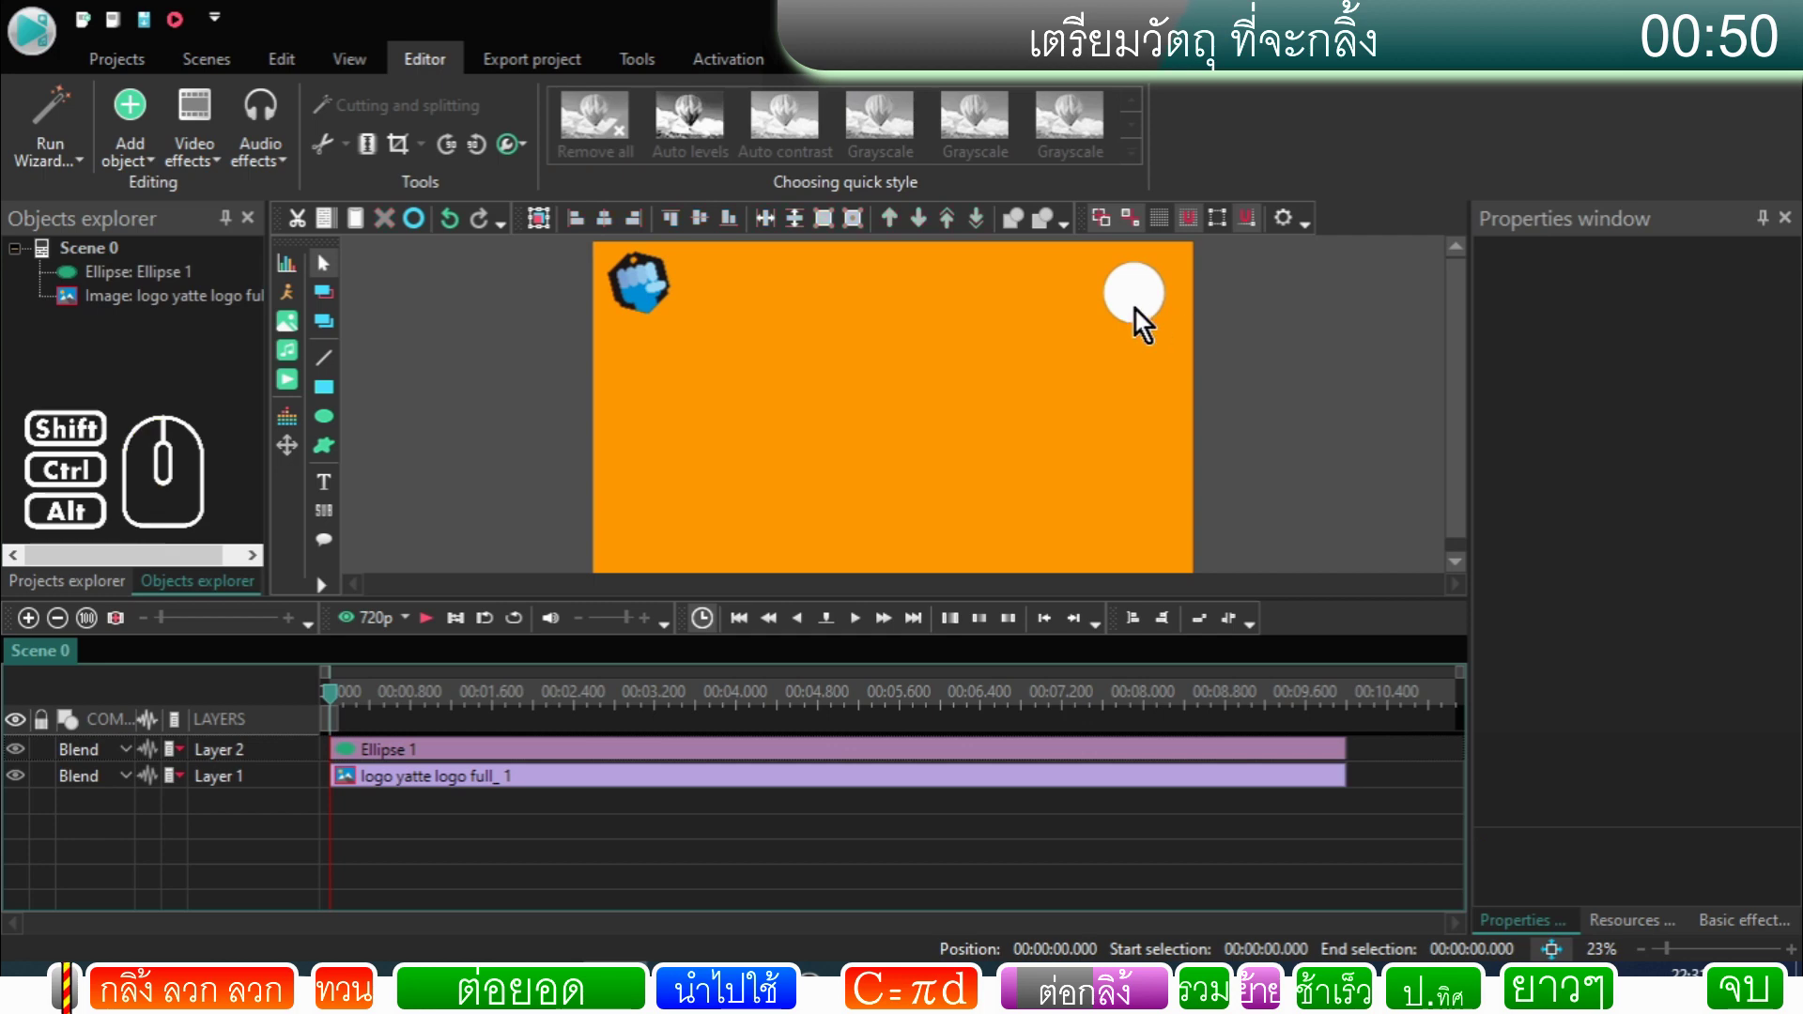
double_click(1143, 323)
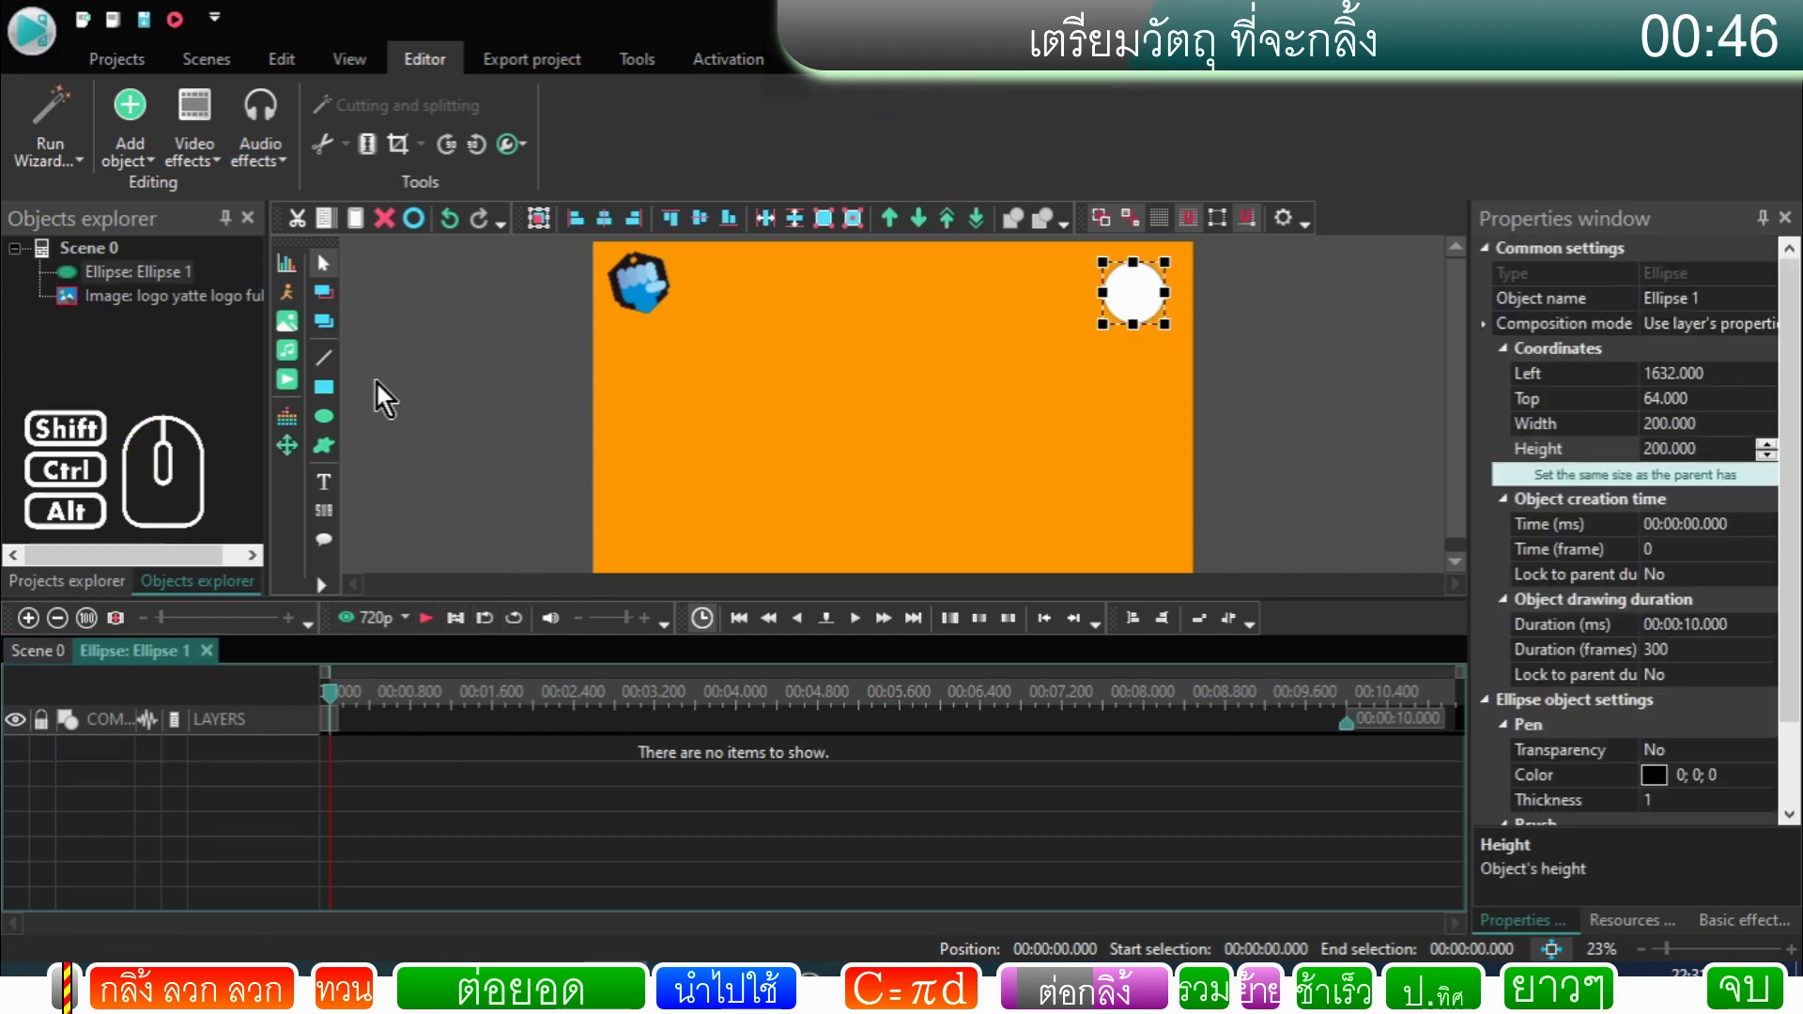
Step: Add the 'logo VSDC' image inside the circle with default timeline placement
left_click(289, 335)
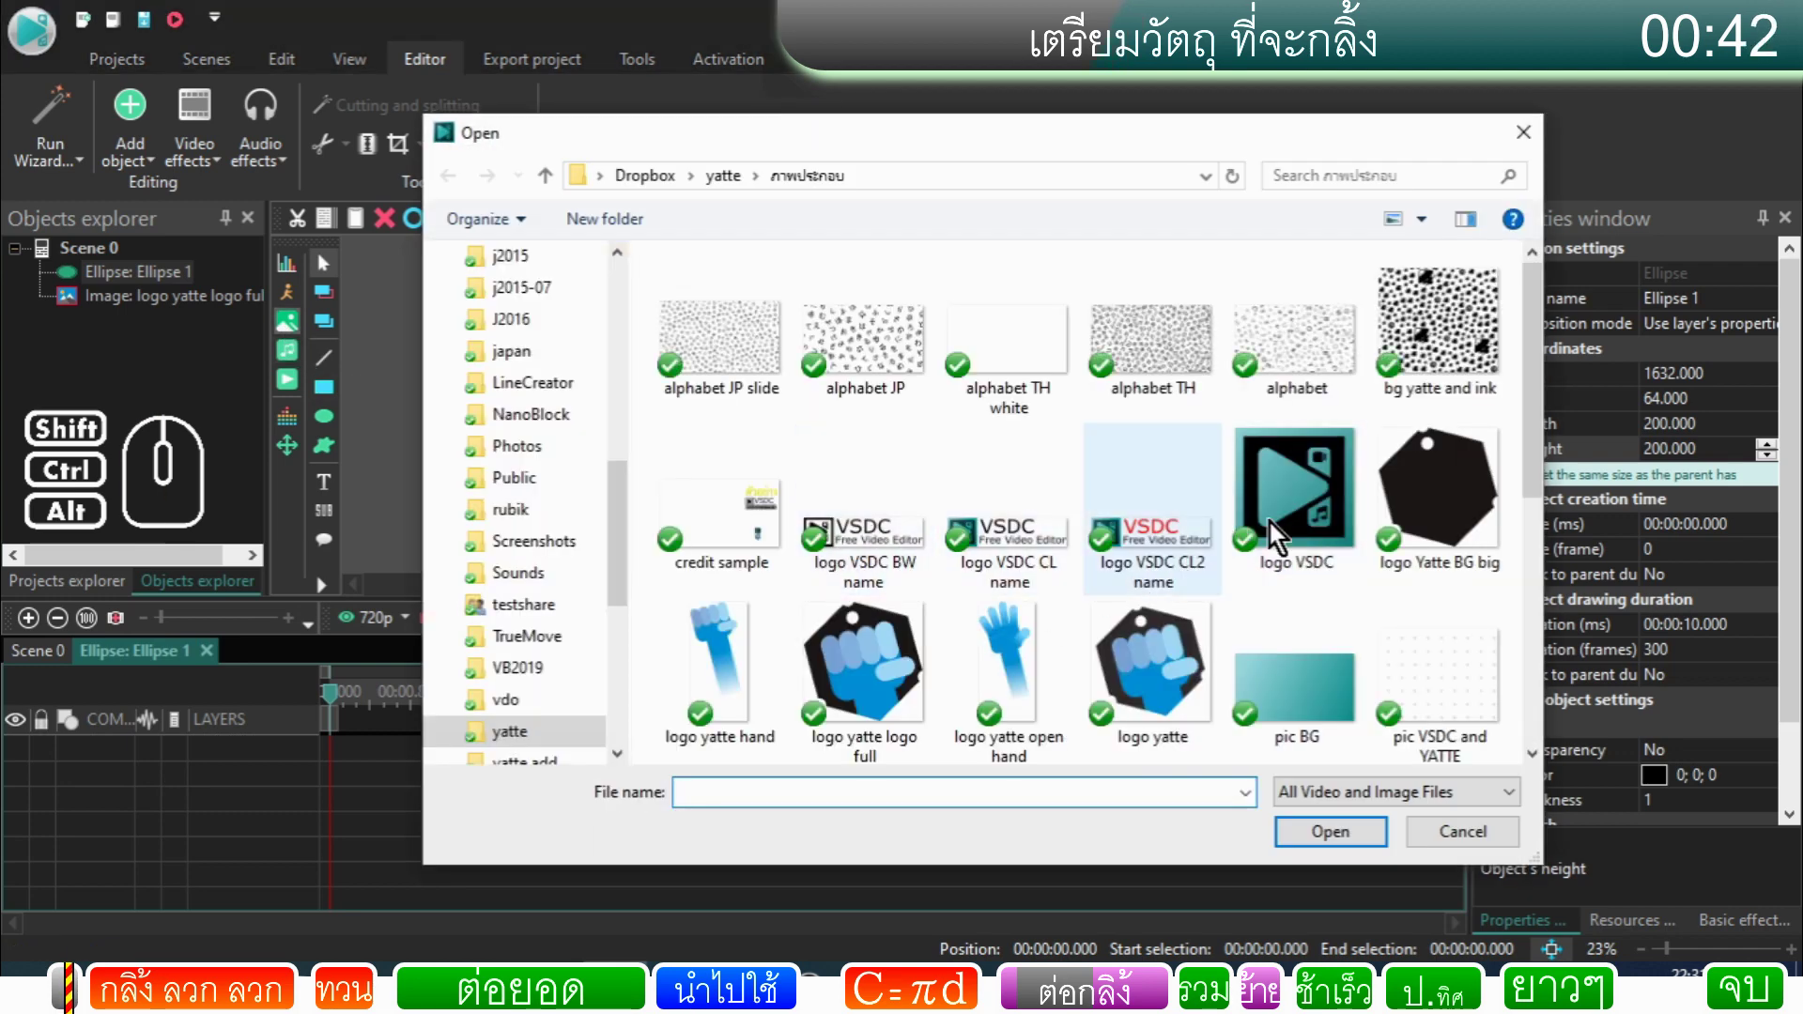
left_click_drag(1539, 441, 1529, 432)
left_click(1324, 483)
left_click(1329, 856)
left_click(1148, 629)
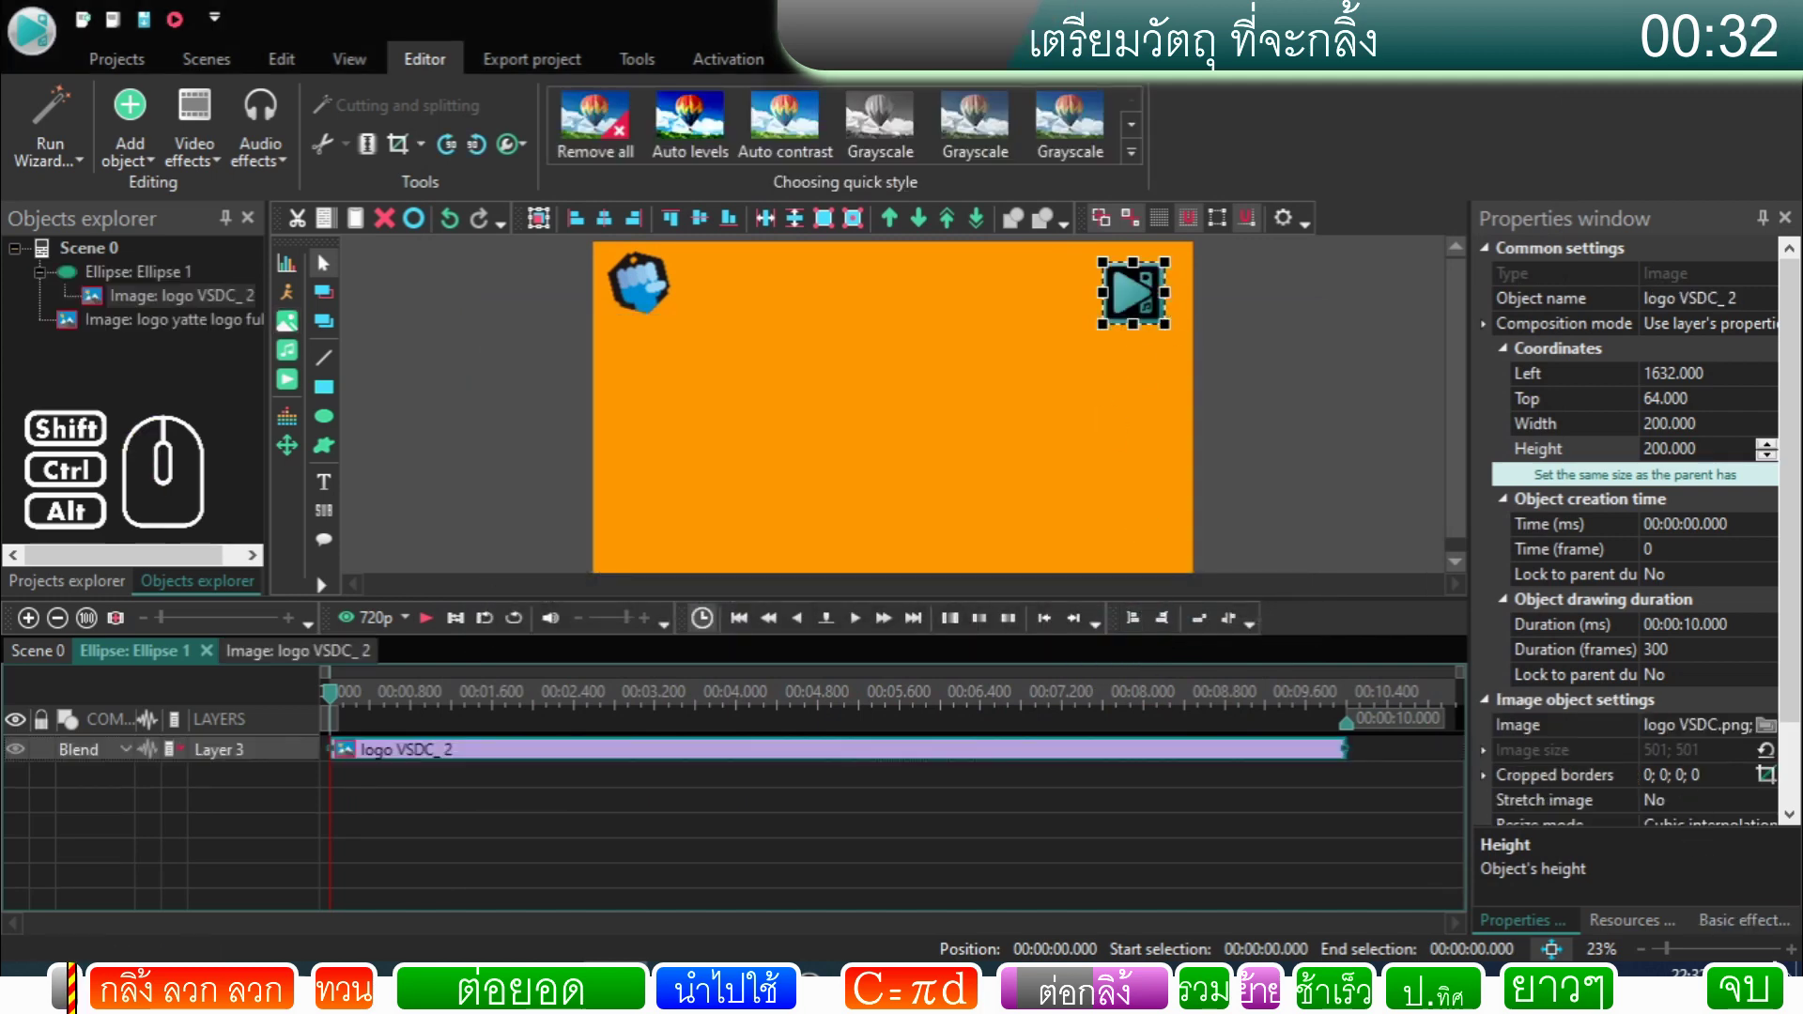
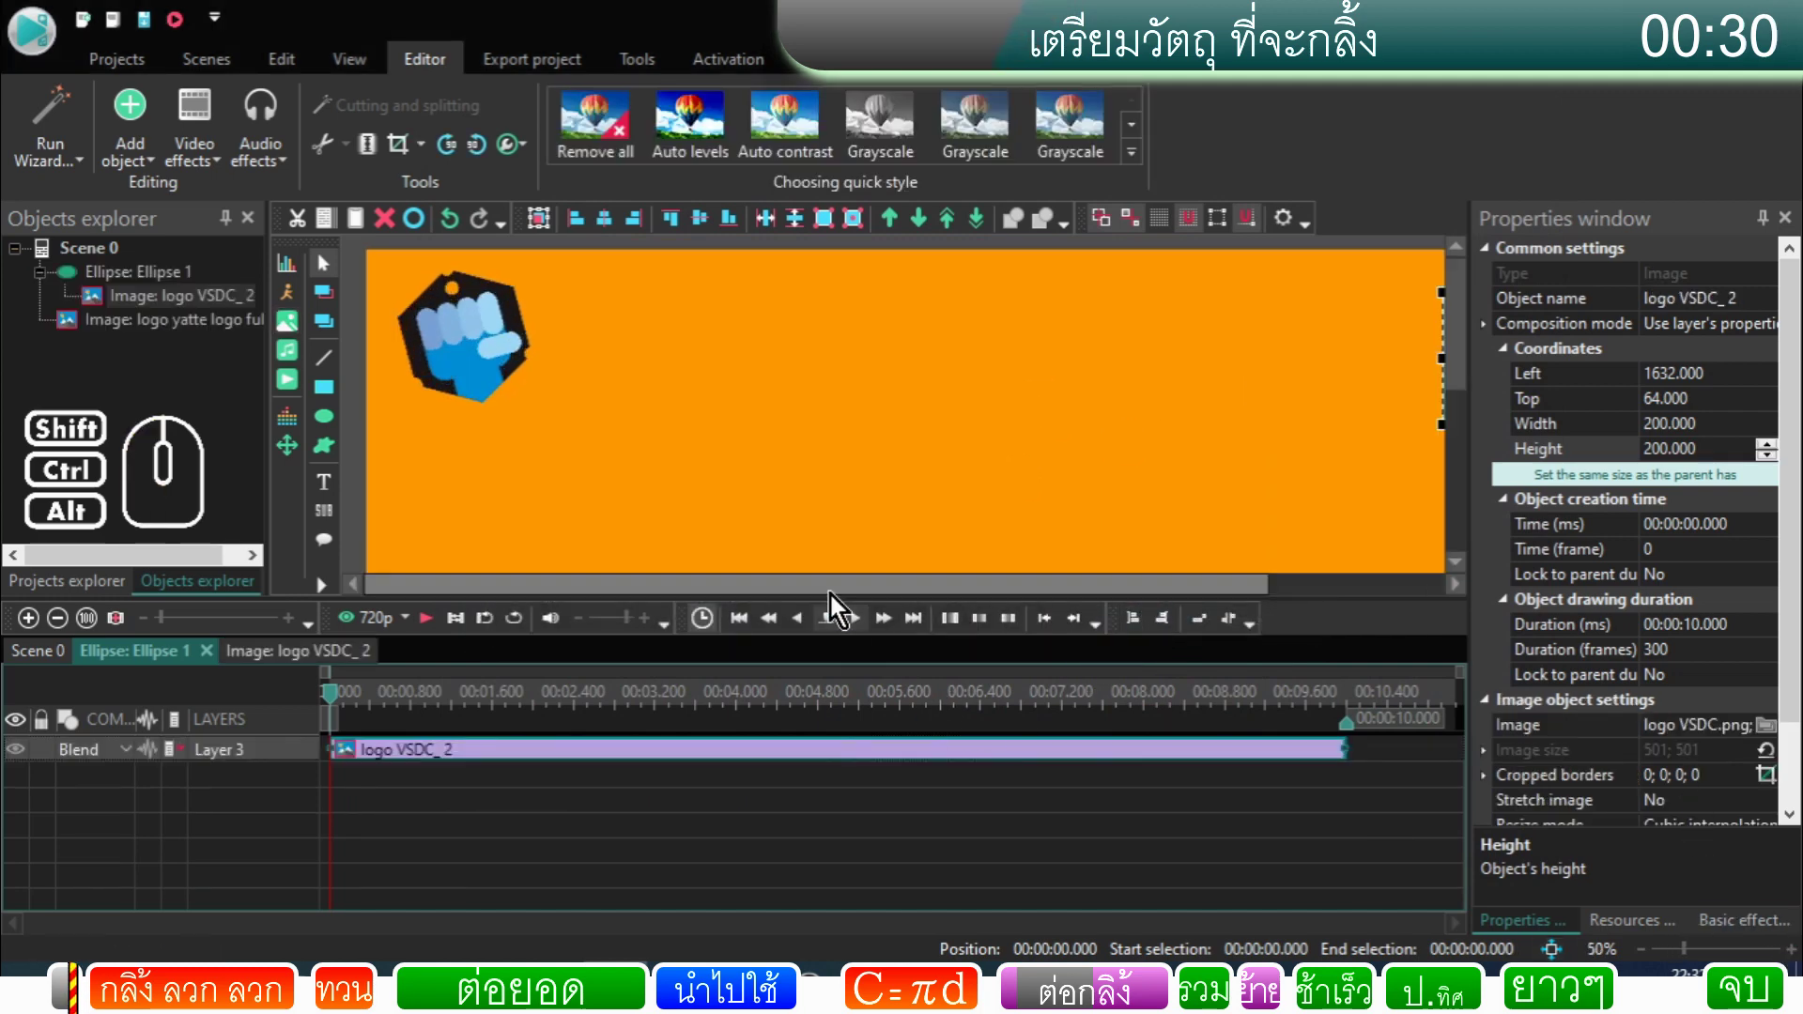
Step: Clip the VSDC logo to the circle with Source in blend mode, resize it, and return to Scene 0
left_click_drag(840, 602, 1116, 593)
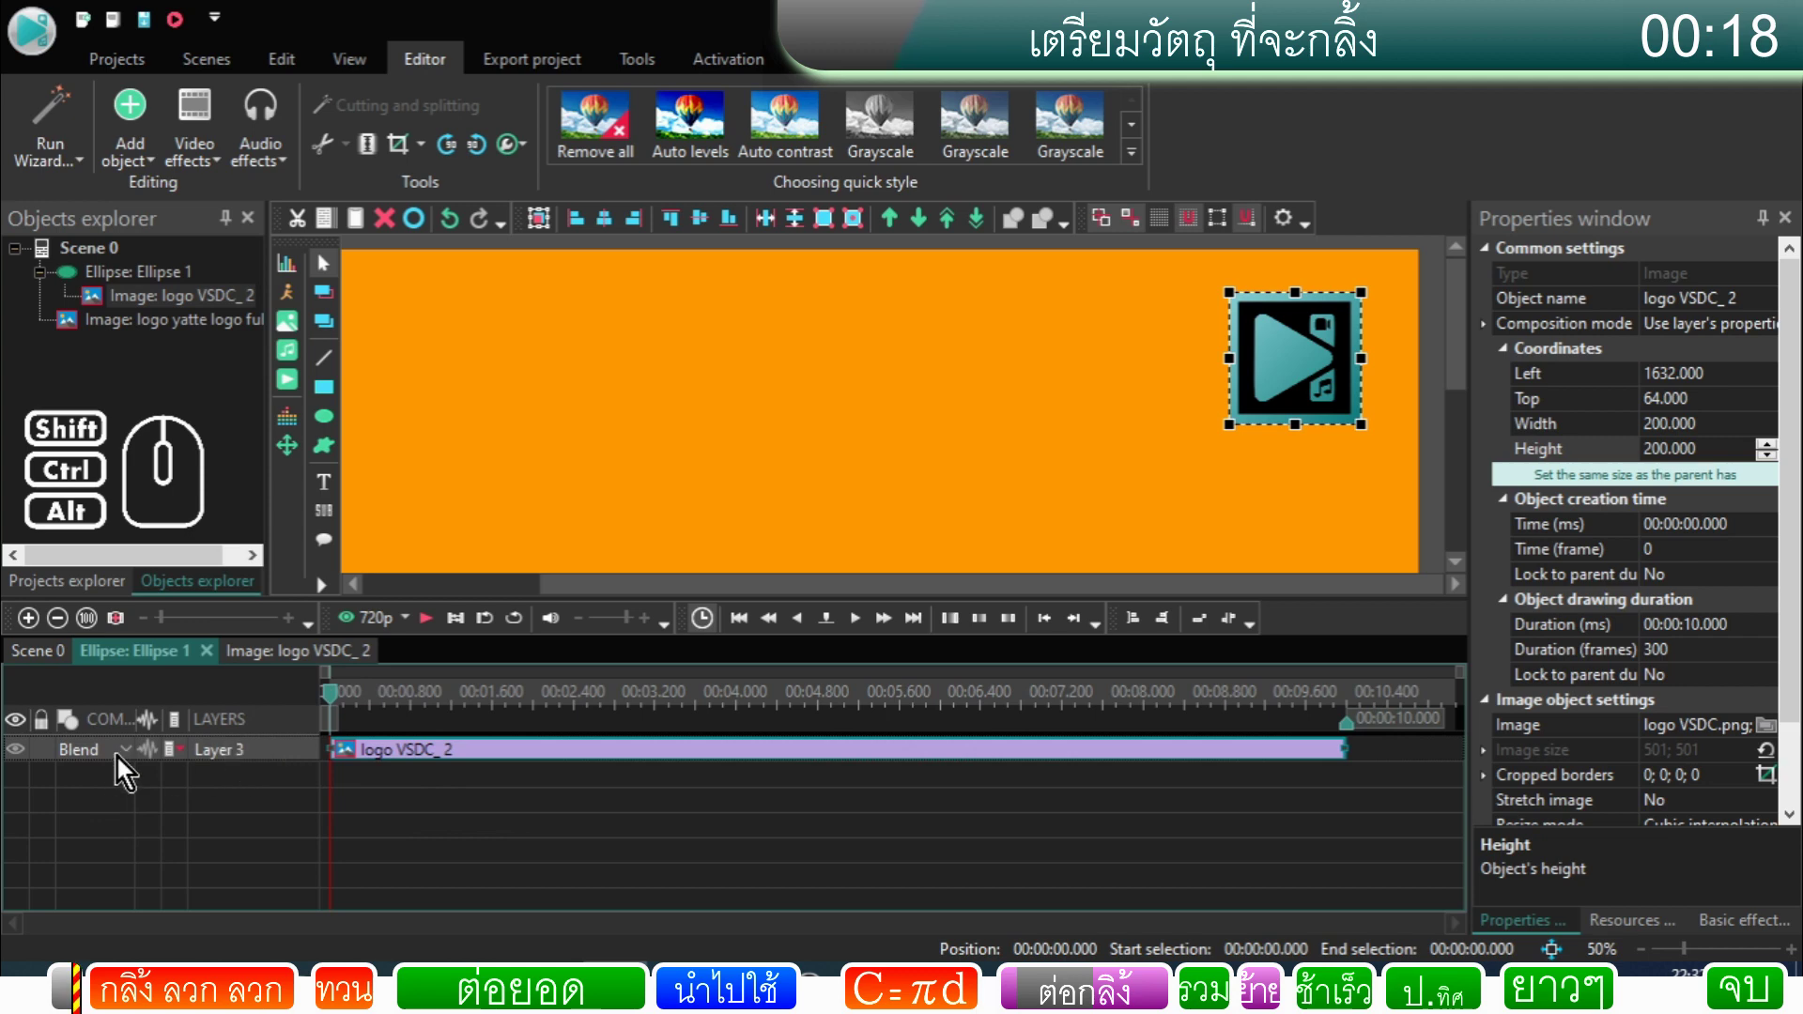
left_click(125, 763)
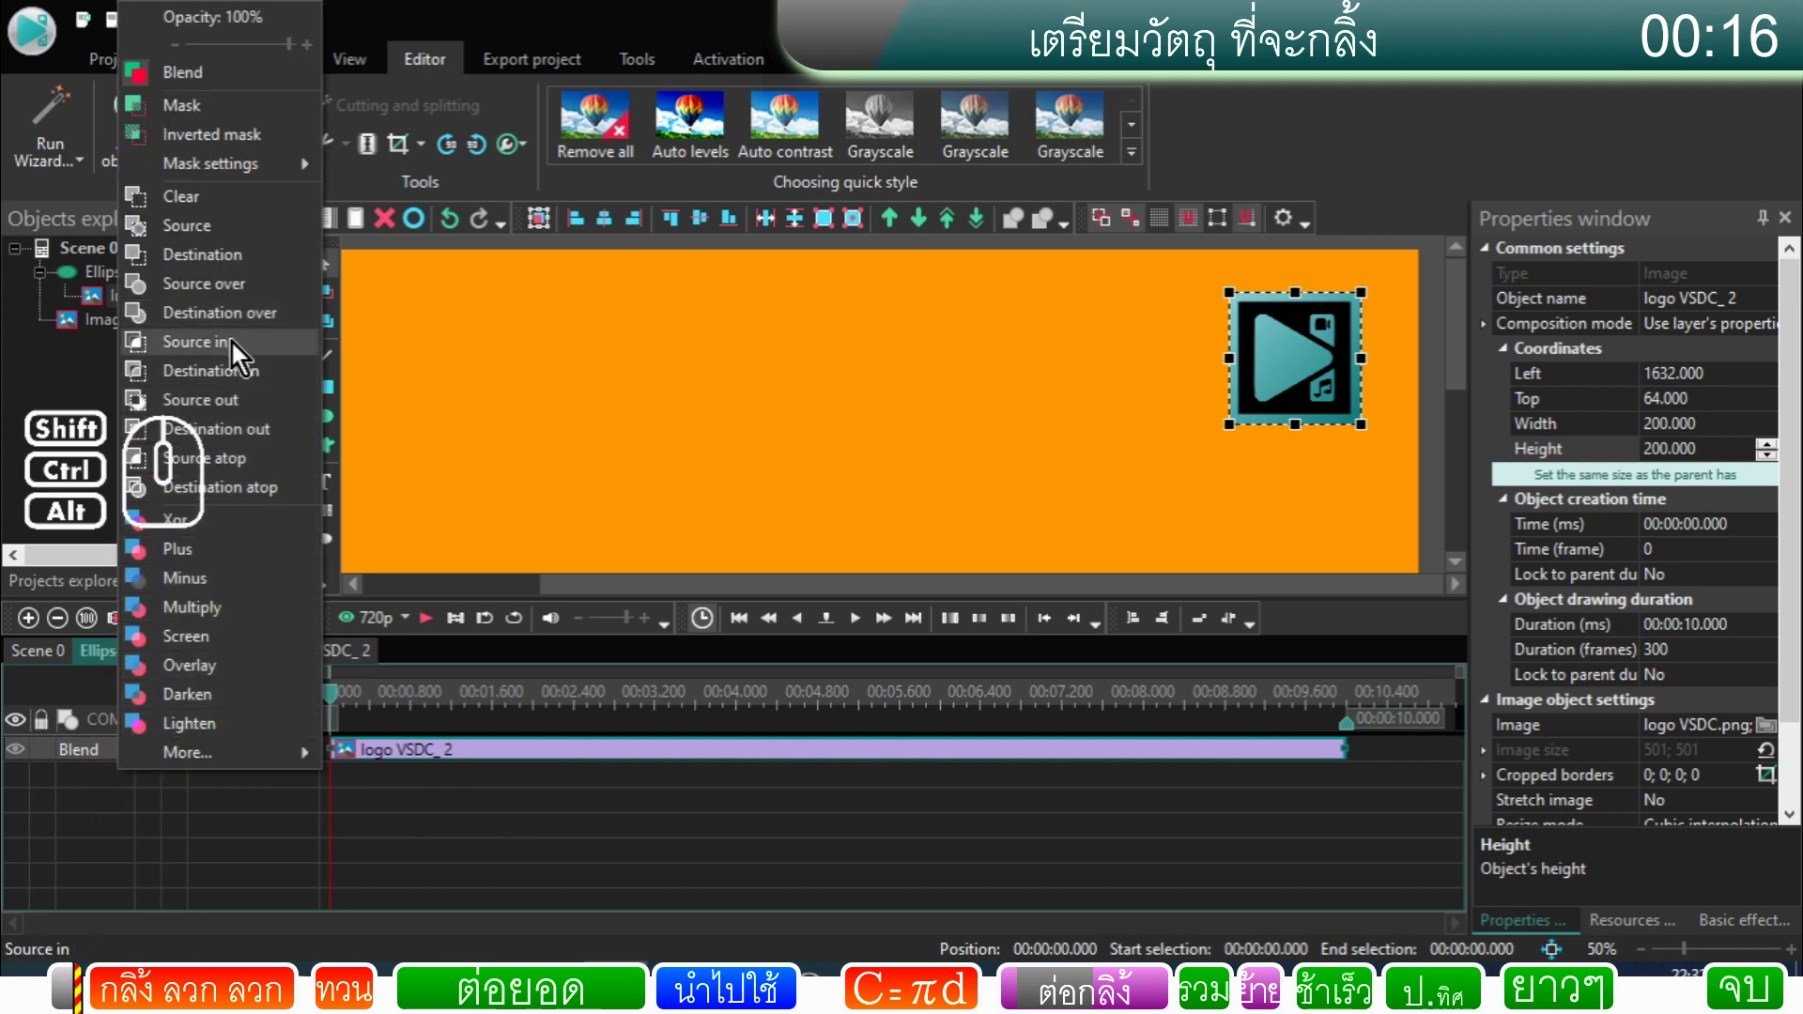
left_click(241, 352)
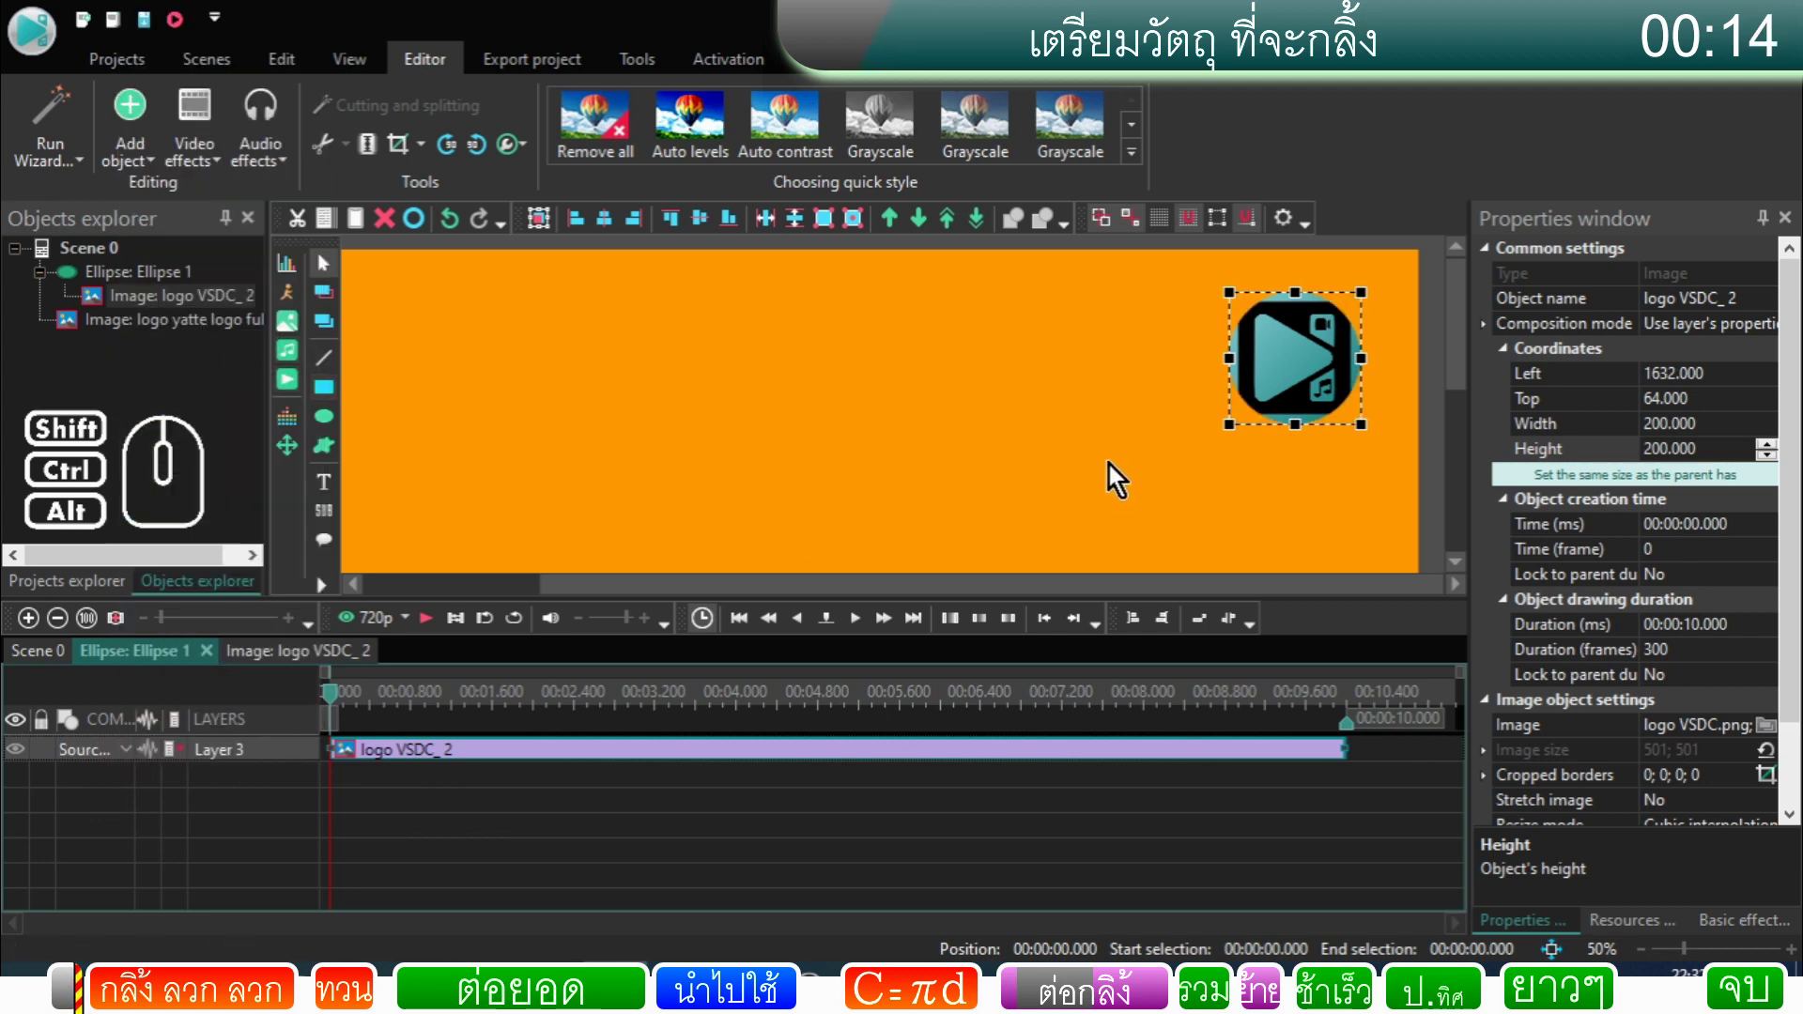
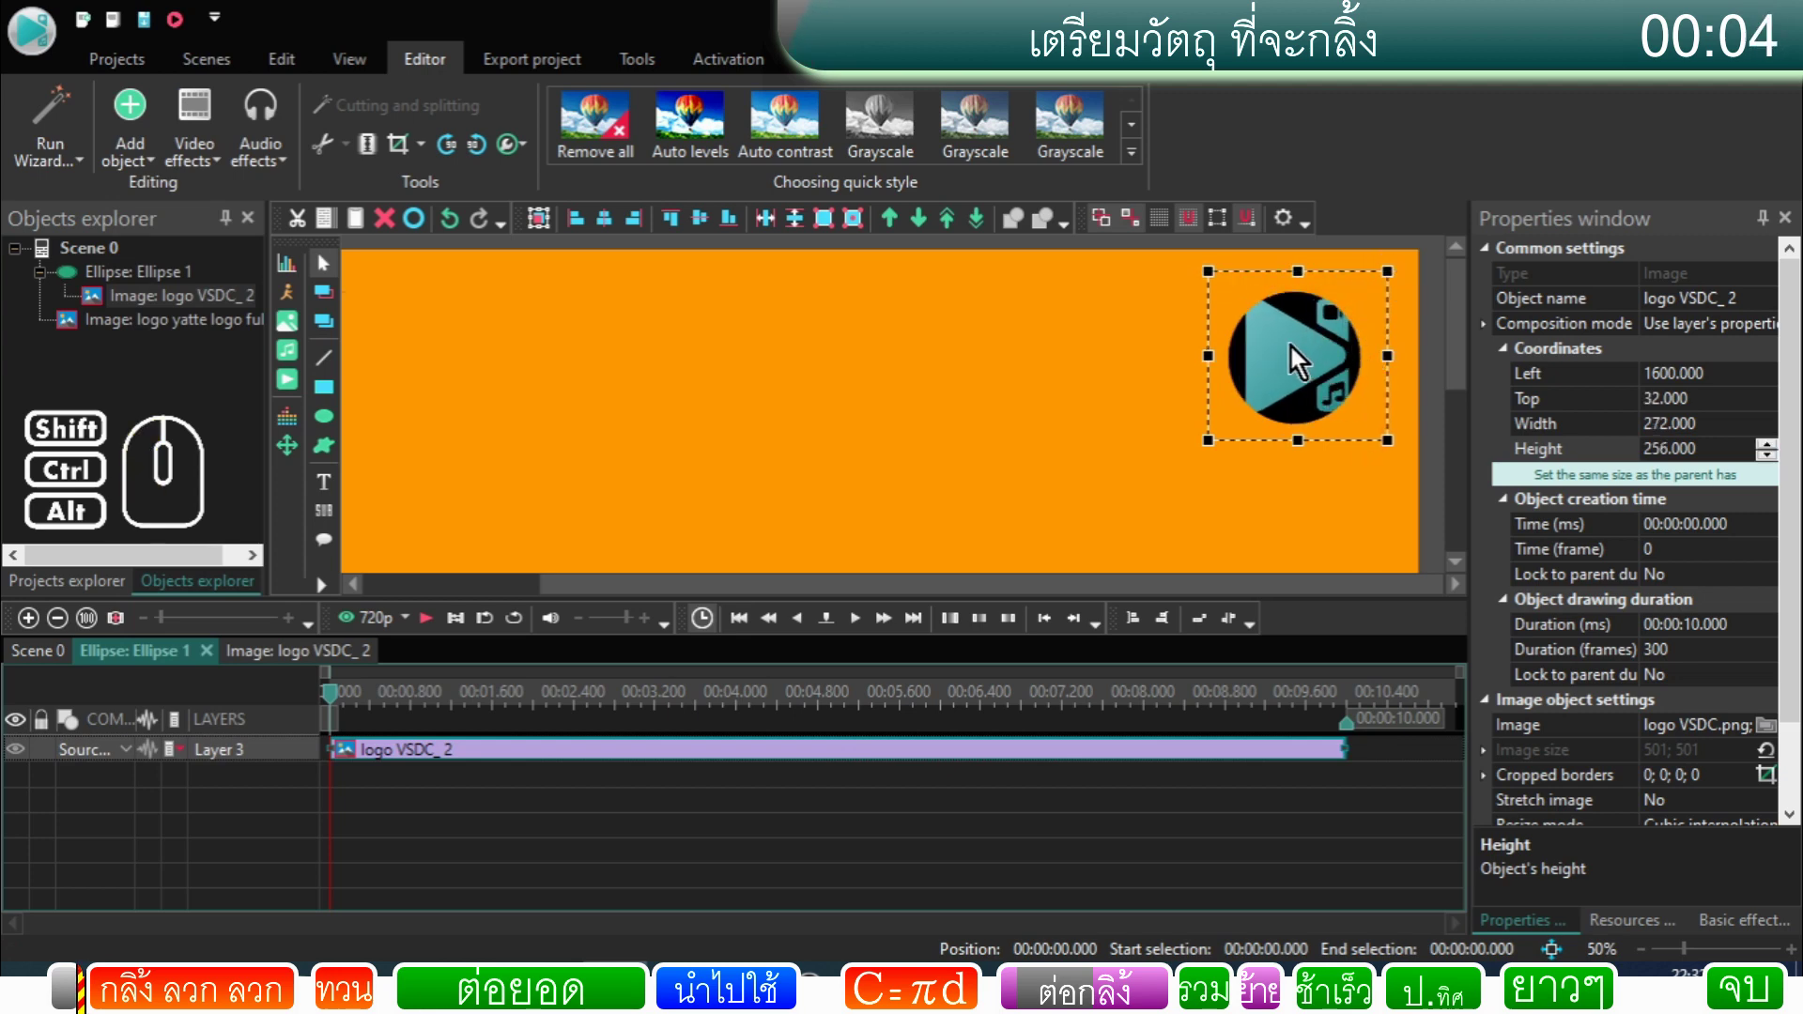
left_click(1090, 457)
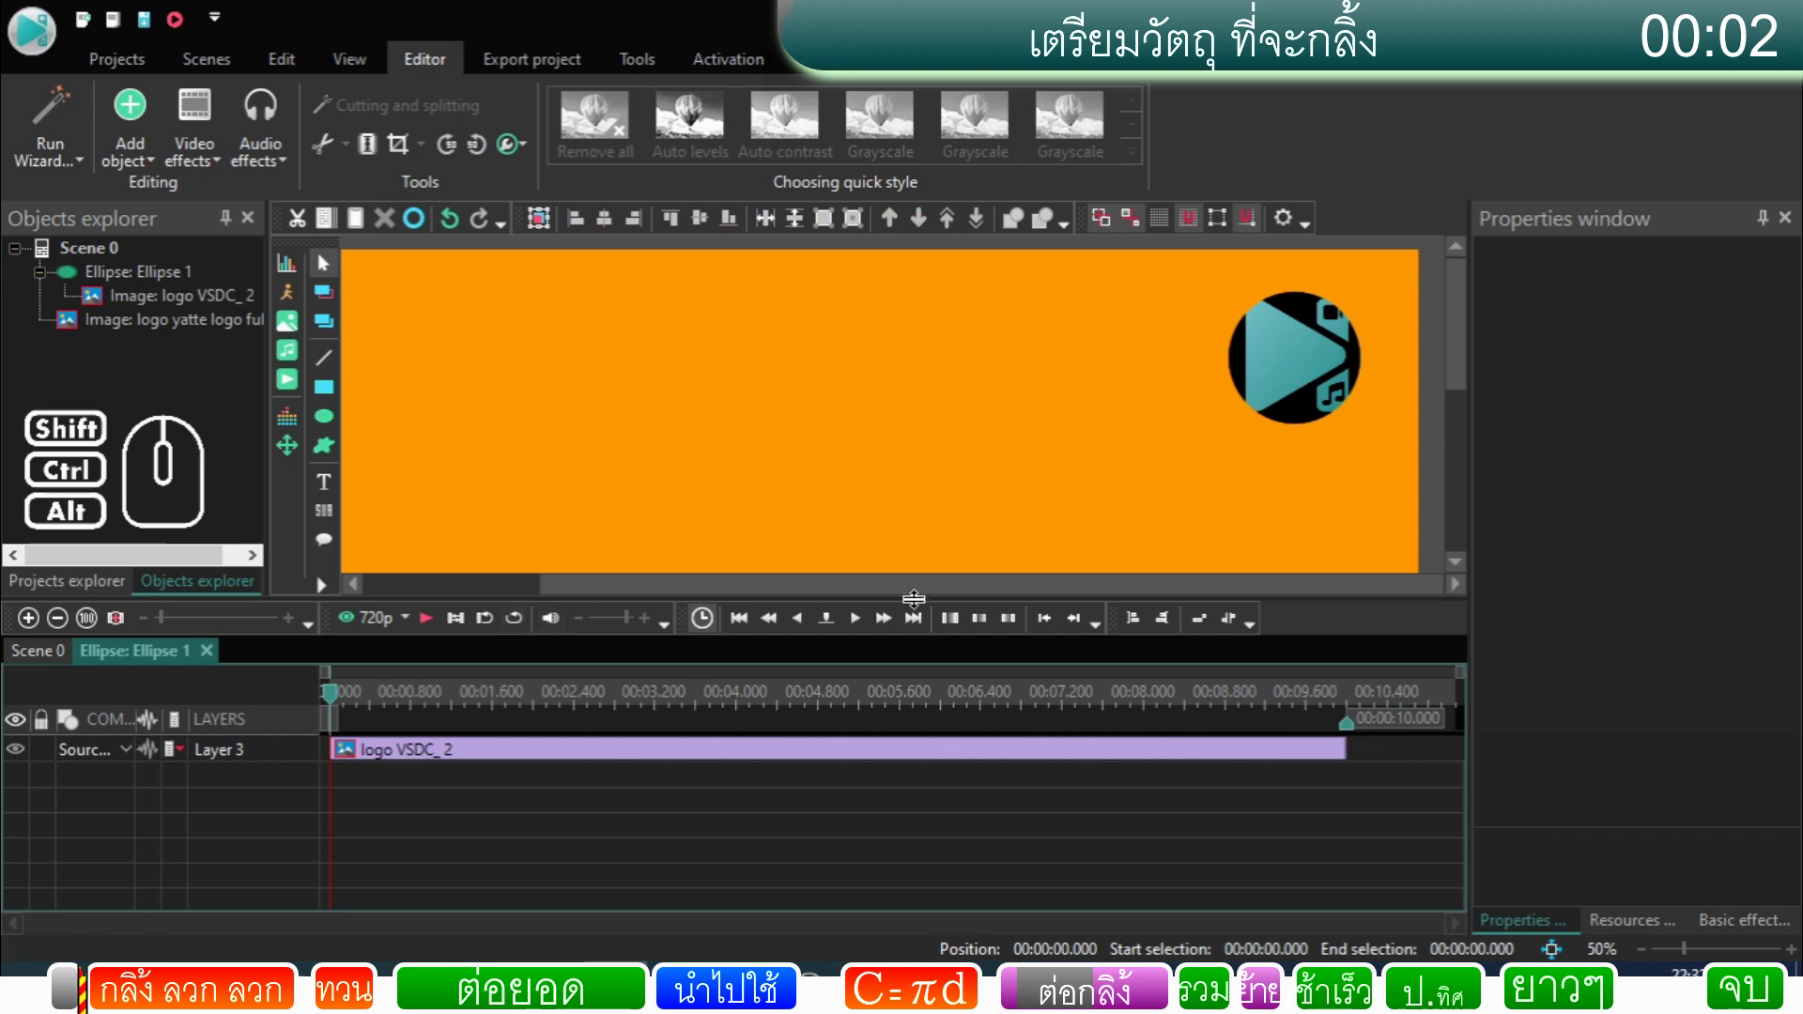
left_click(60, 657)
Step: Set the fist logo's Left to -256 and Top to 48 so it sits just outside the left edge
left_click_drag(937, 595, 793, 577)
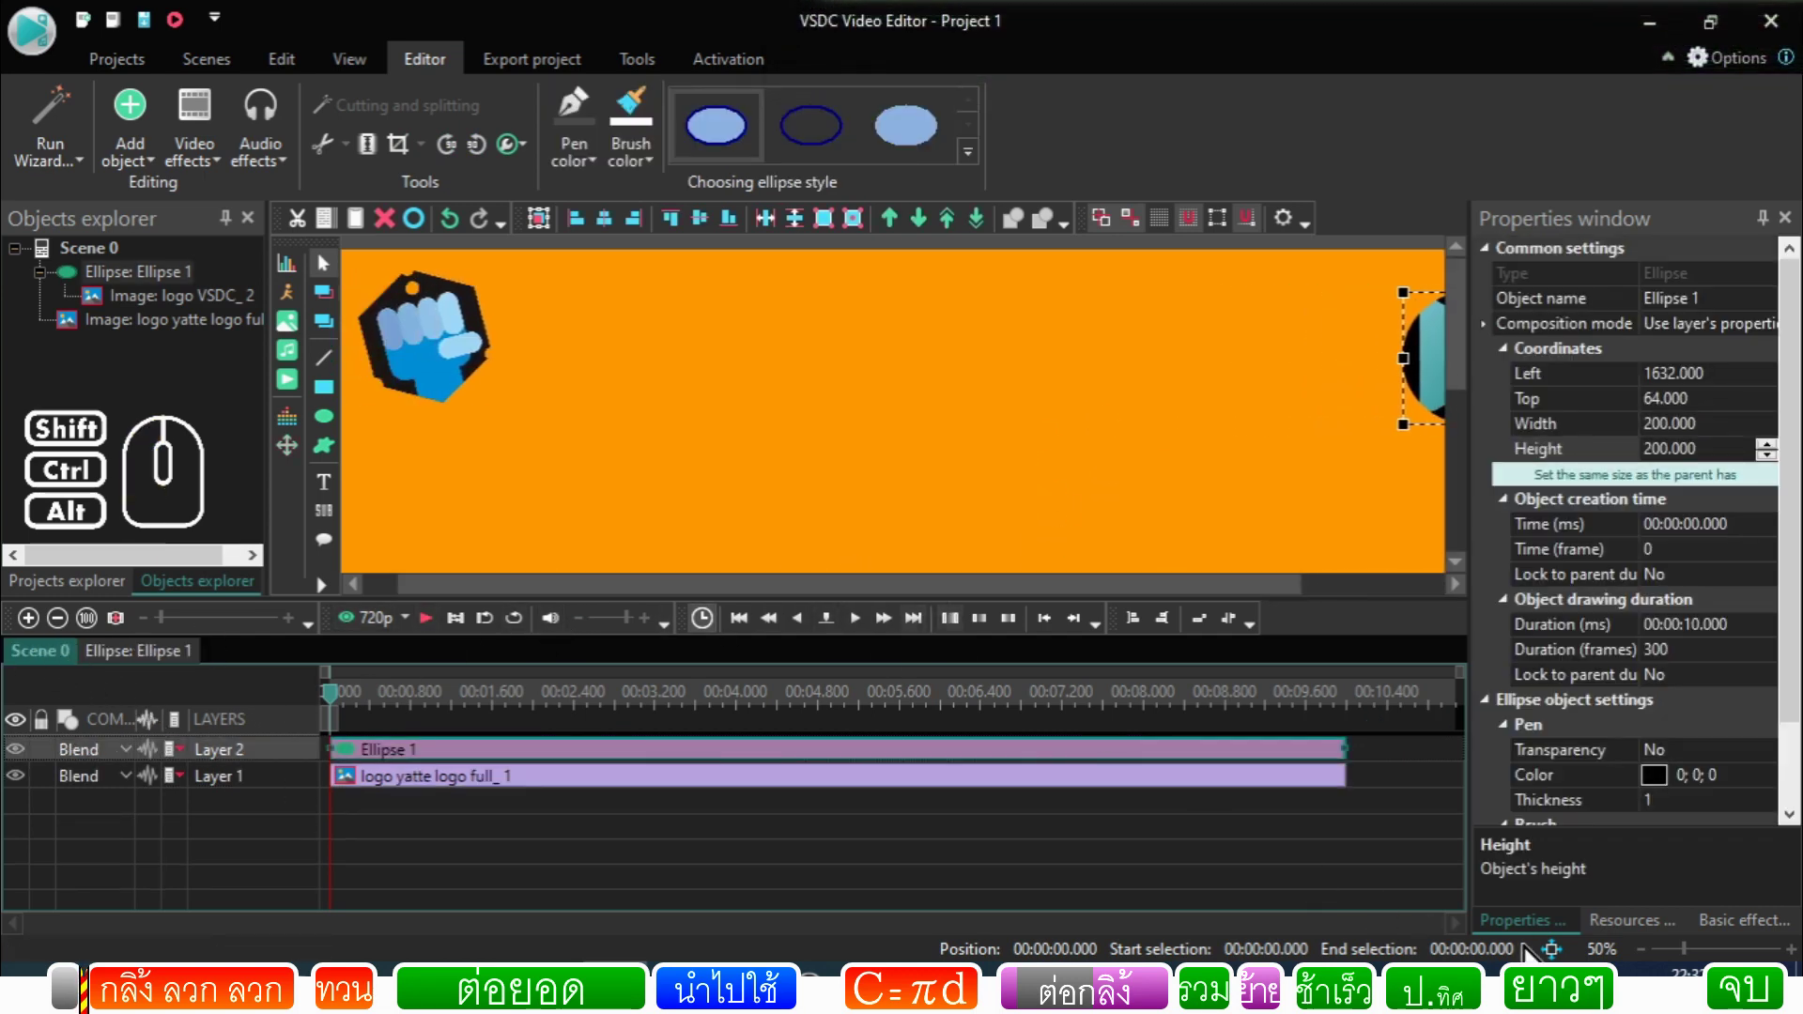
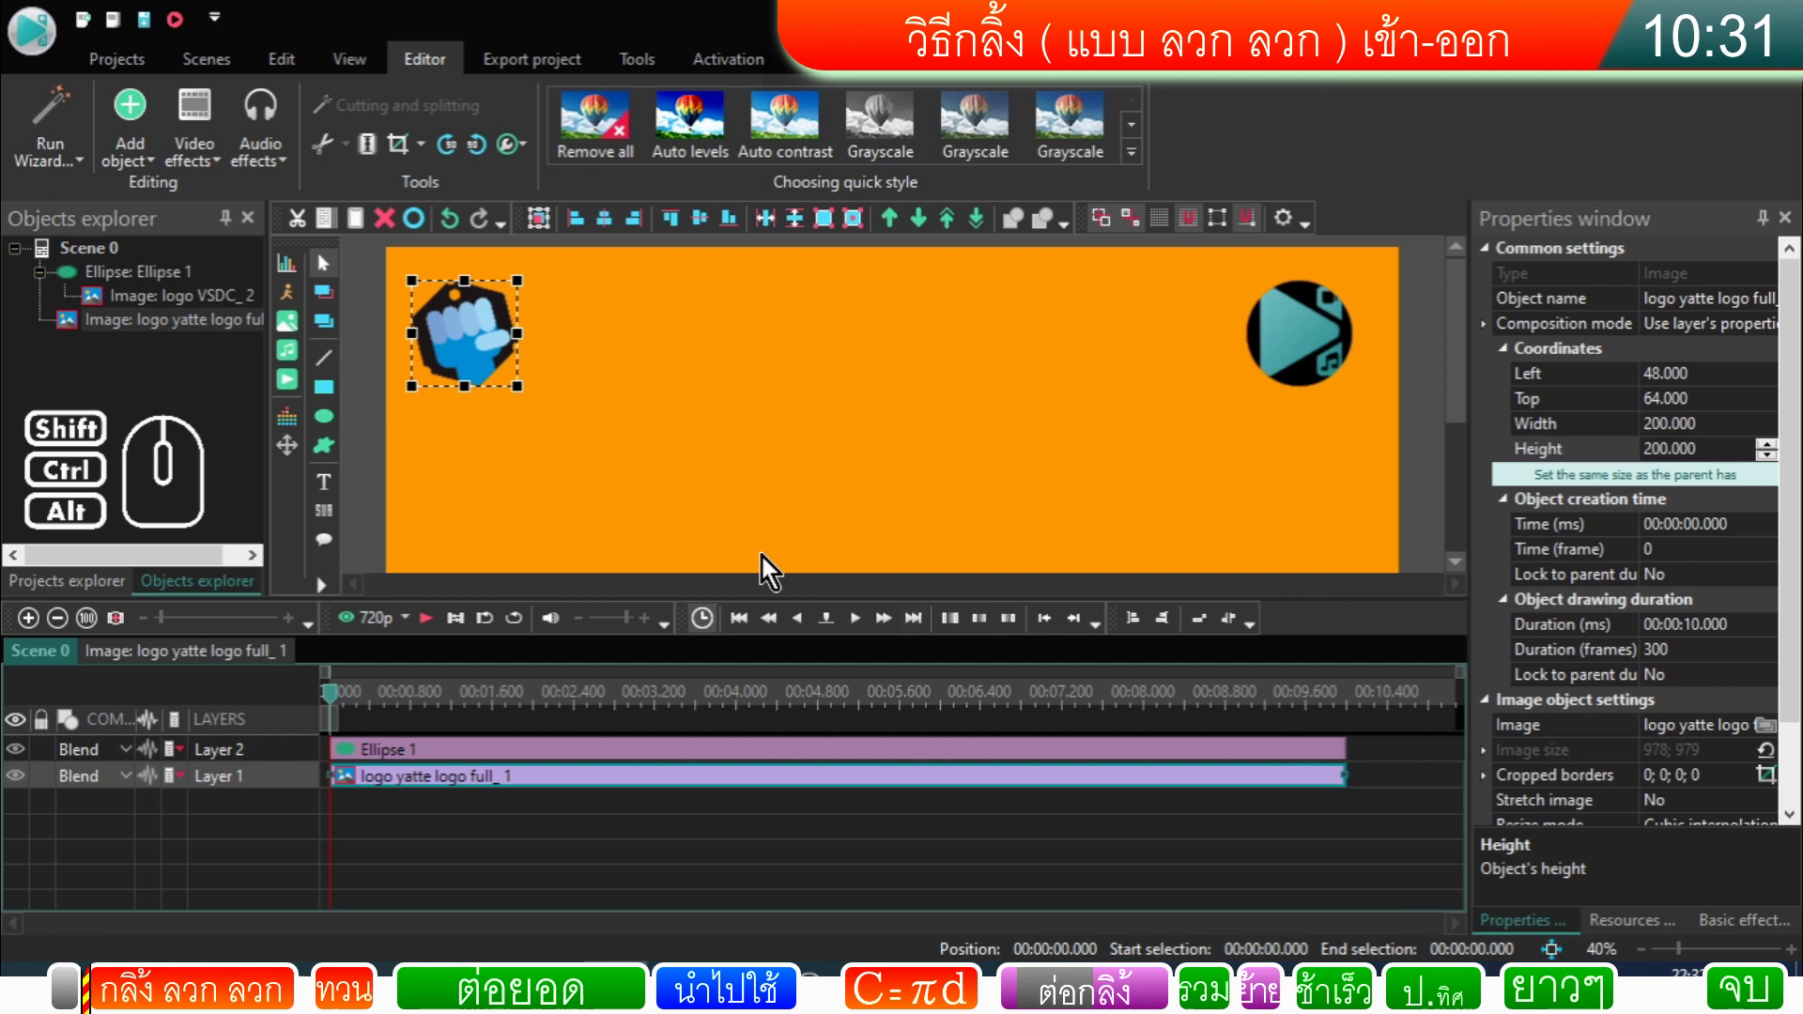
left_click_drag(1461, 410, 1451, 441)
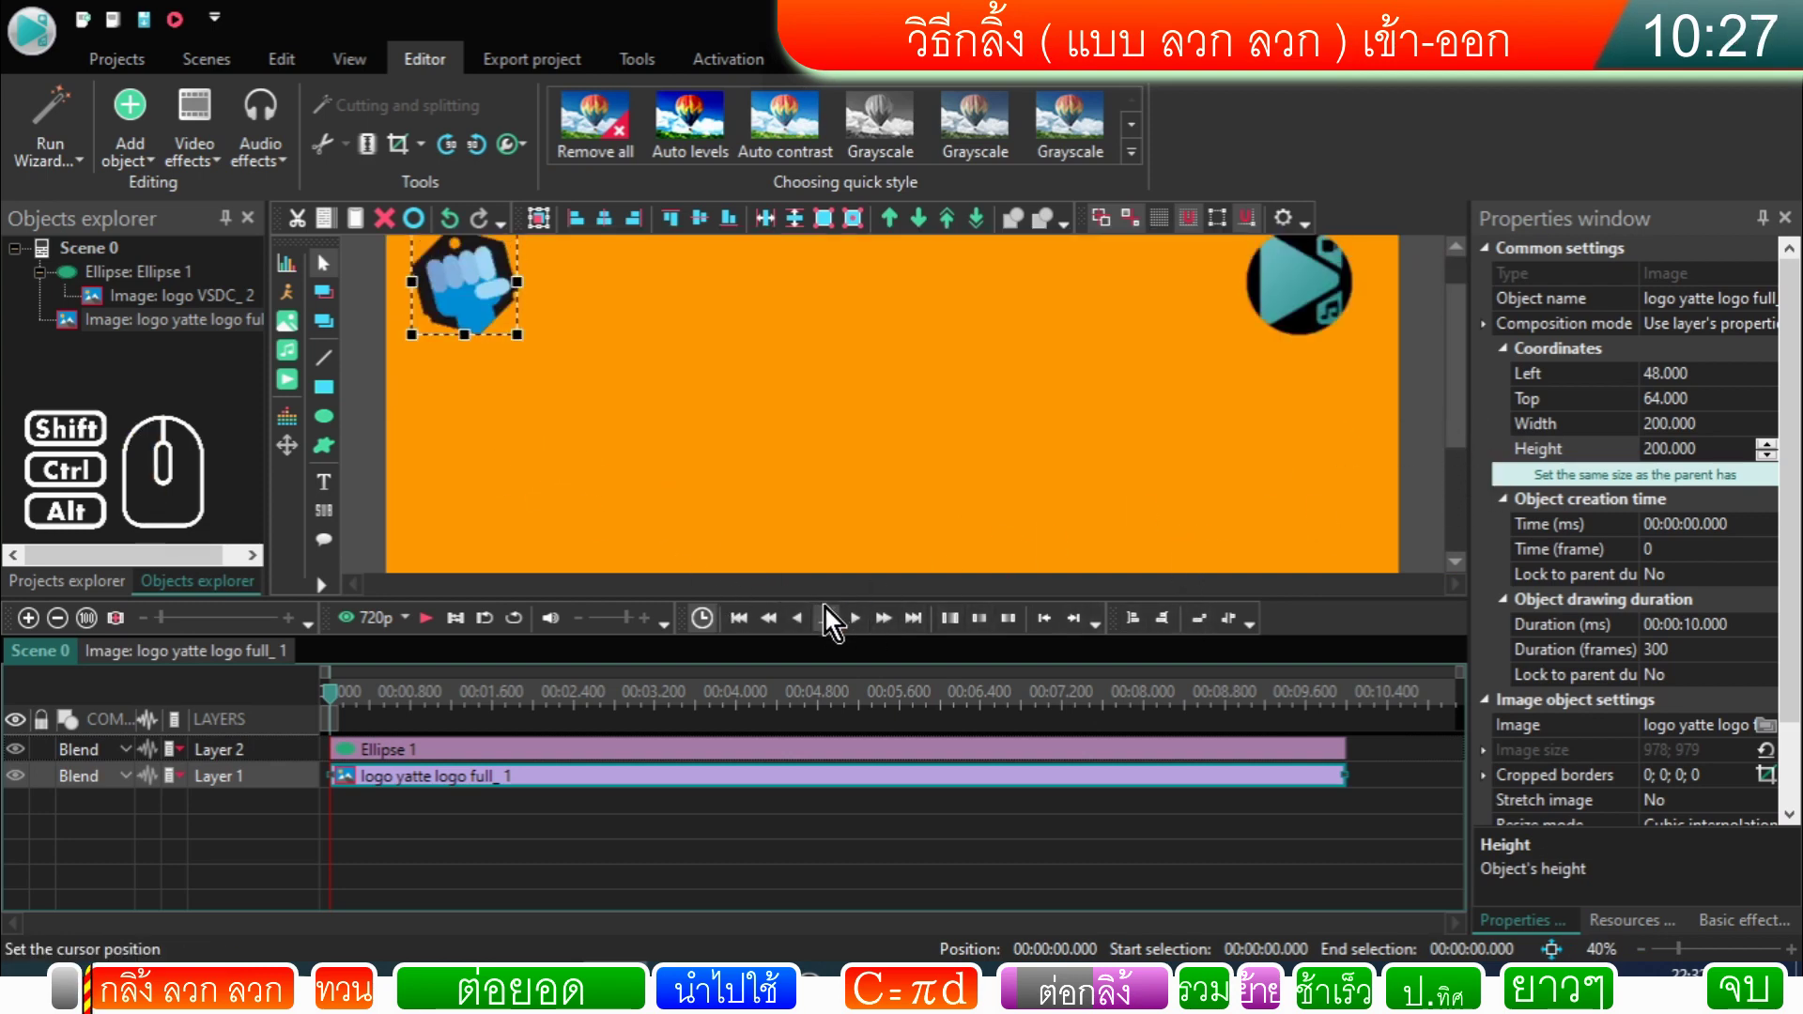
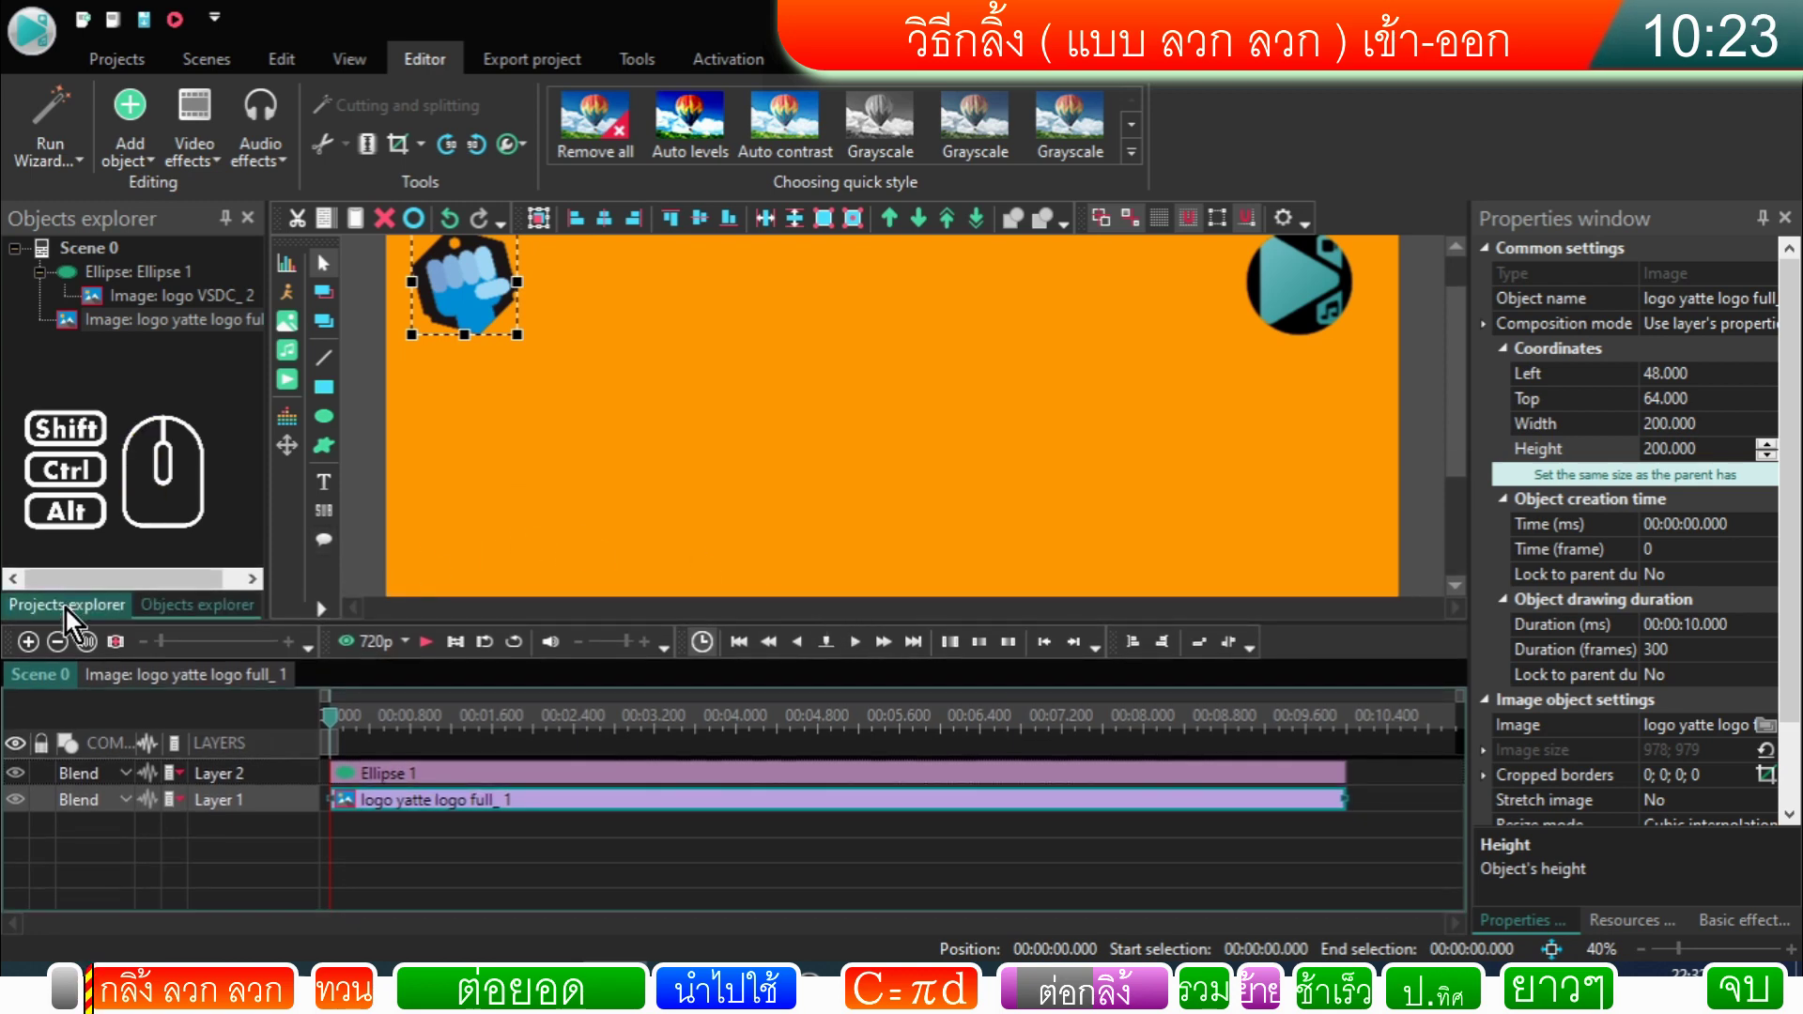
left_click(73, 622)
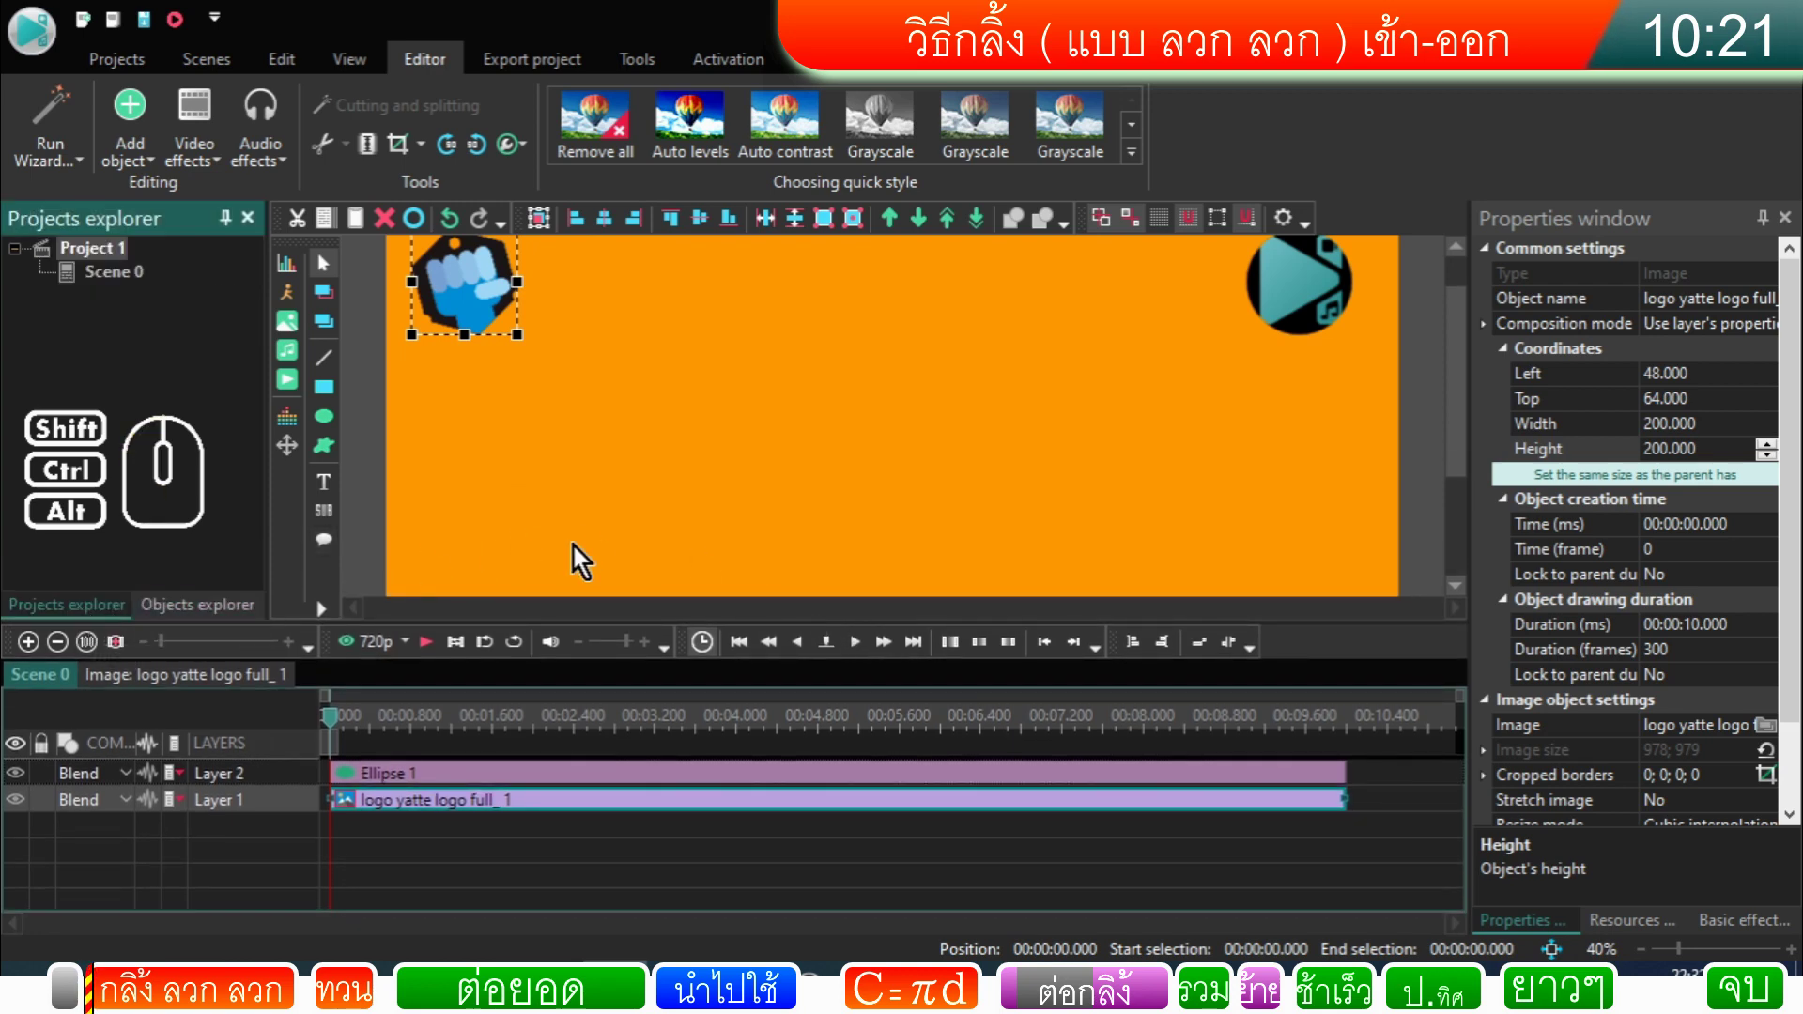
left_click_drag(1461, 377, 1471, 328)
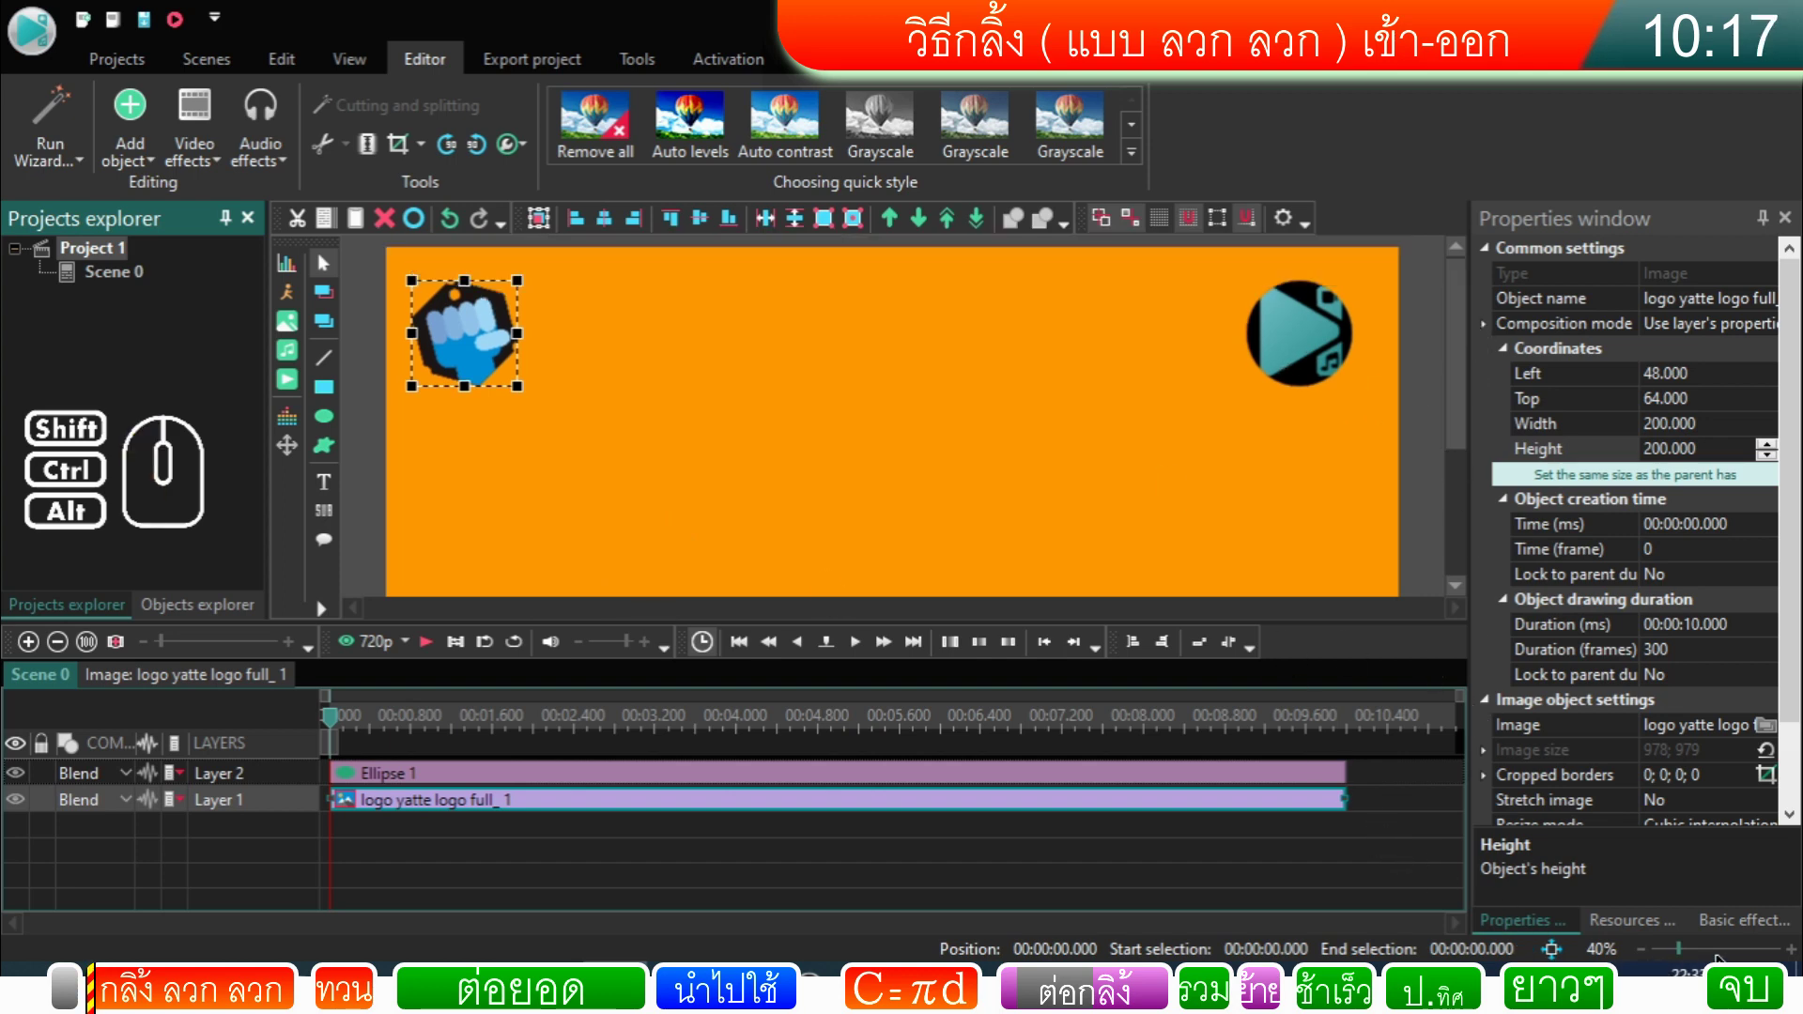
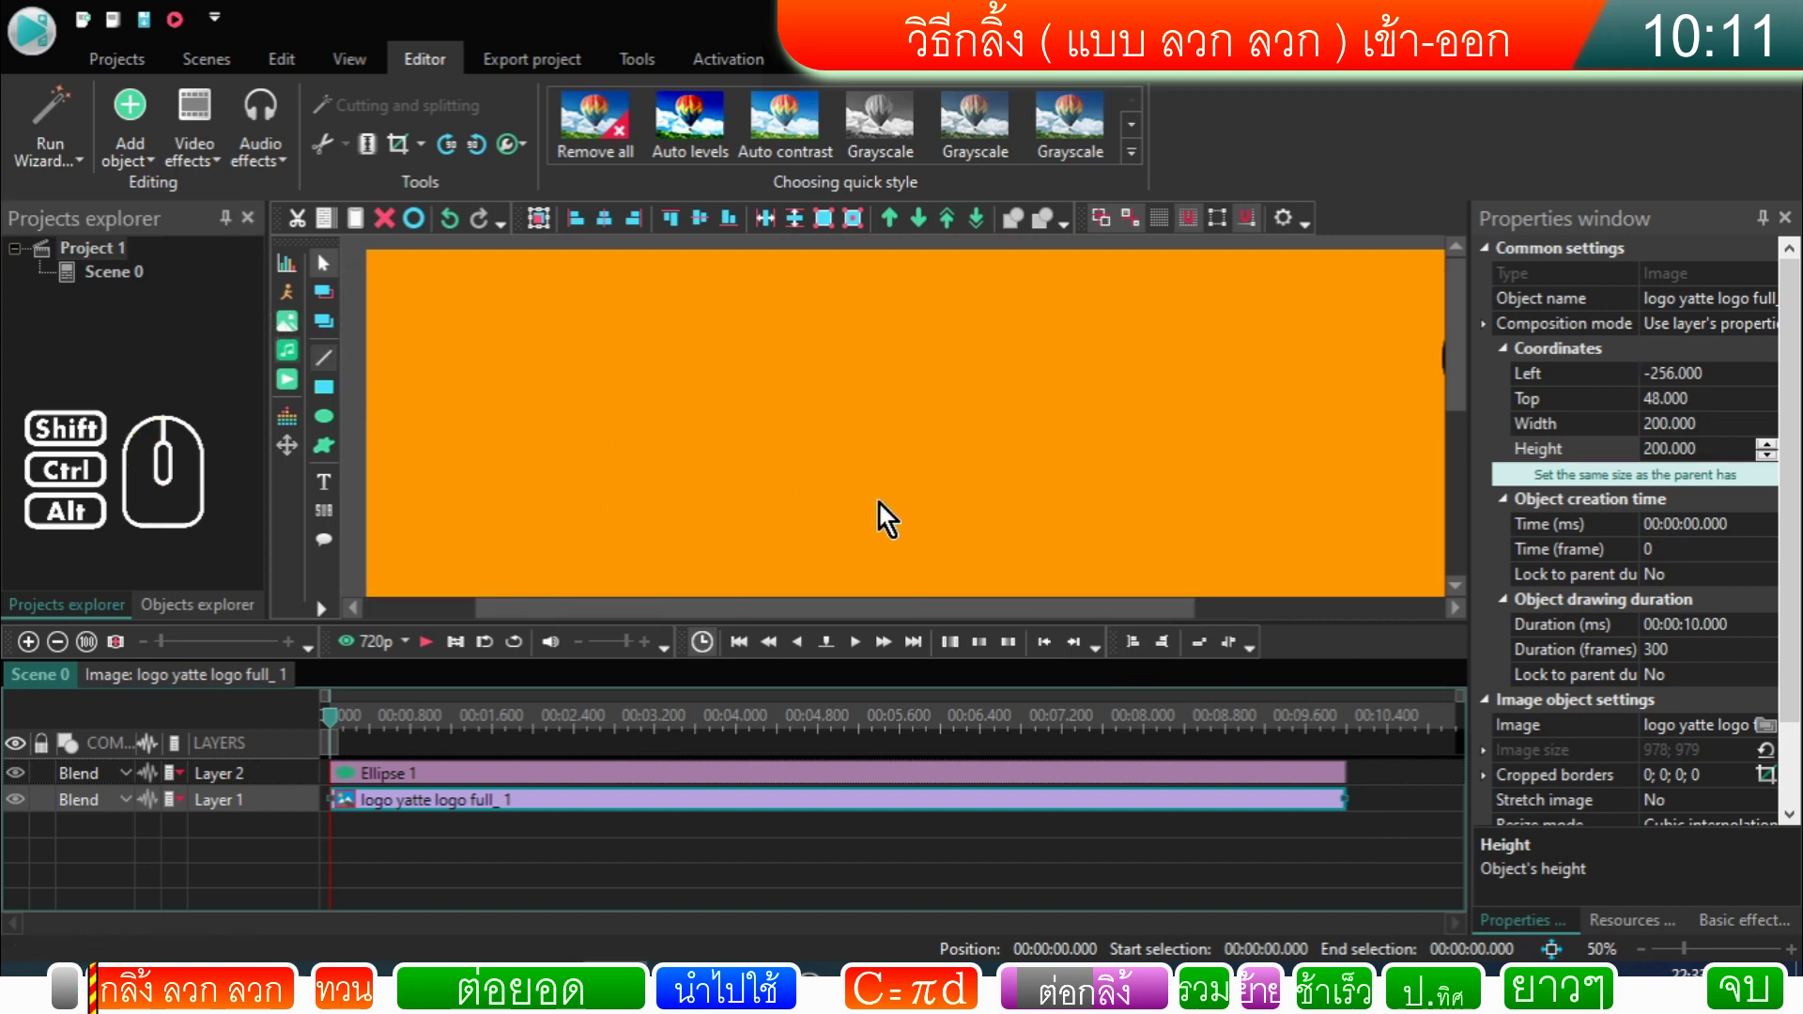
left_click_drag(911, 620, 624, 549)
left_click_drag(434, 347, 442, 354)
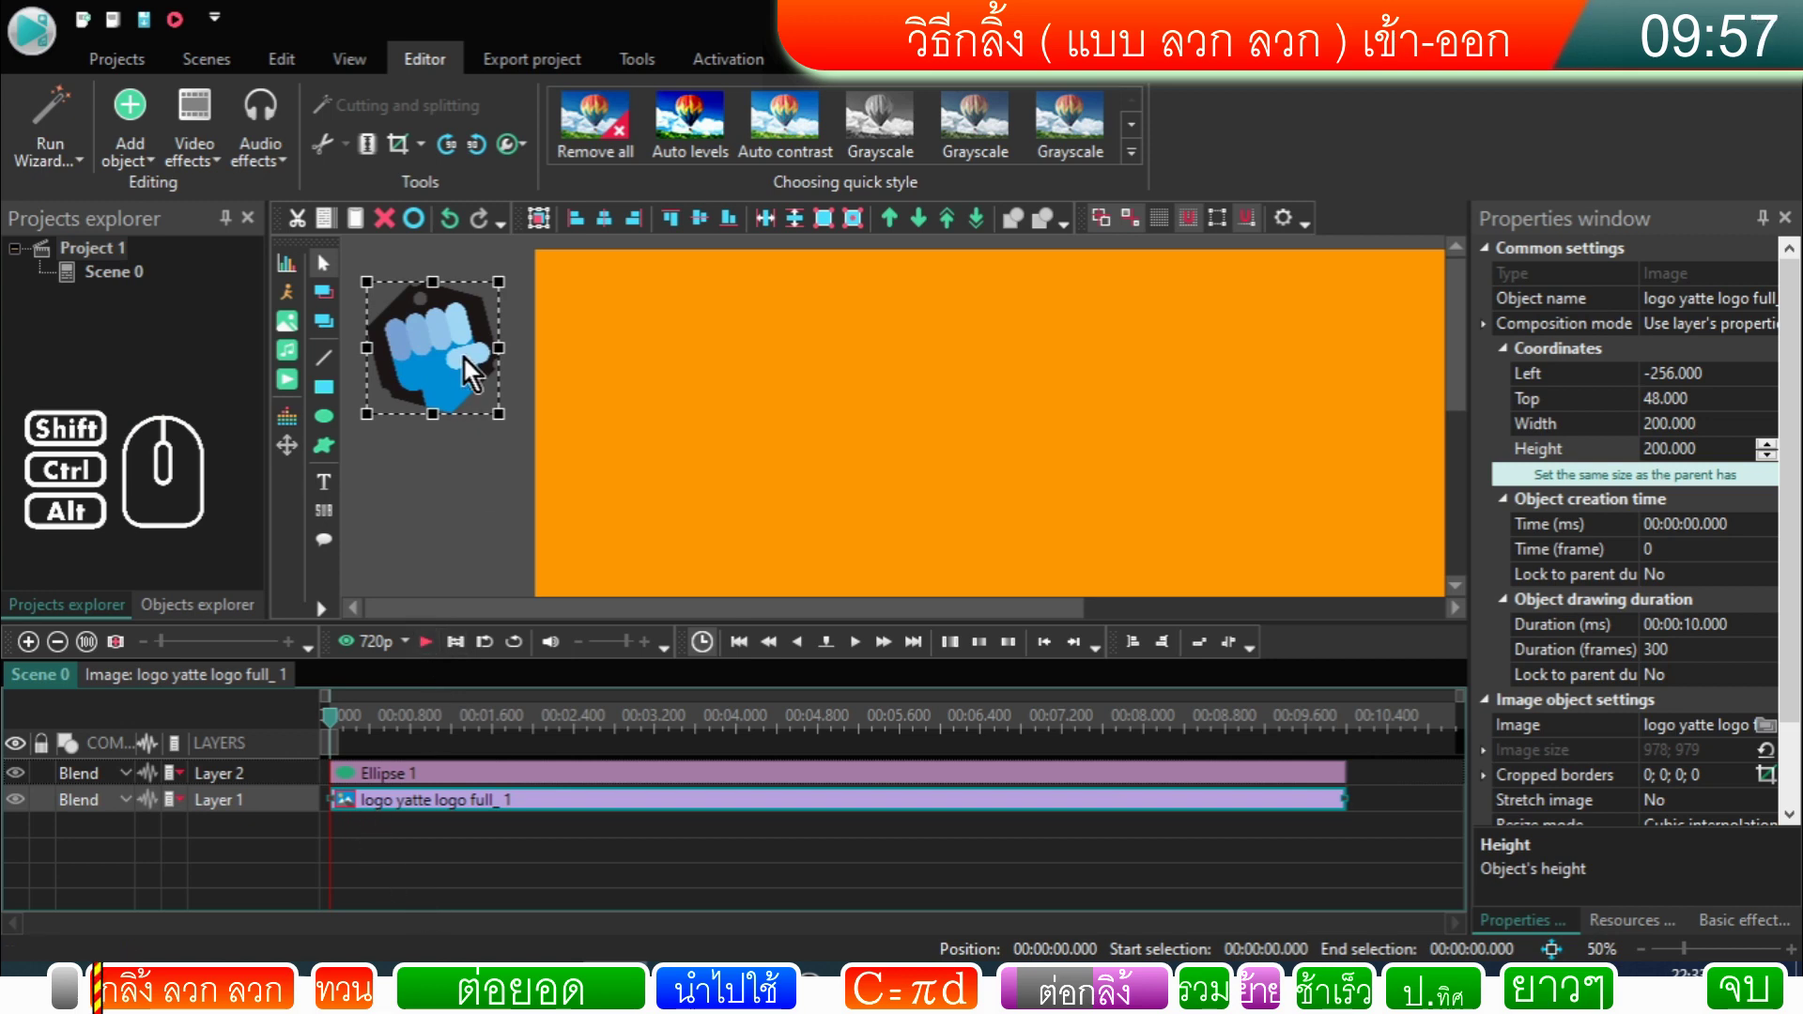
Step: In the logo's own timeline, add a Movement ending at the 2-second cursor position
double_click(464, 356)
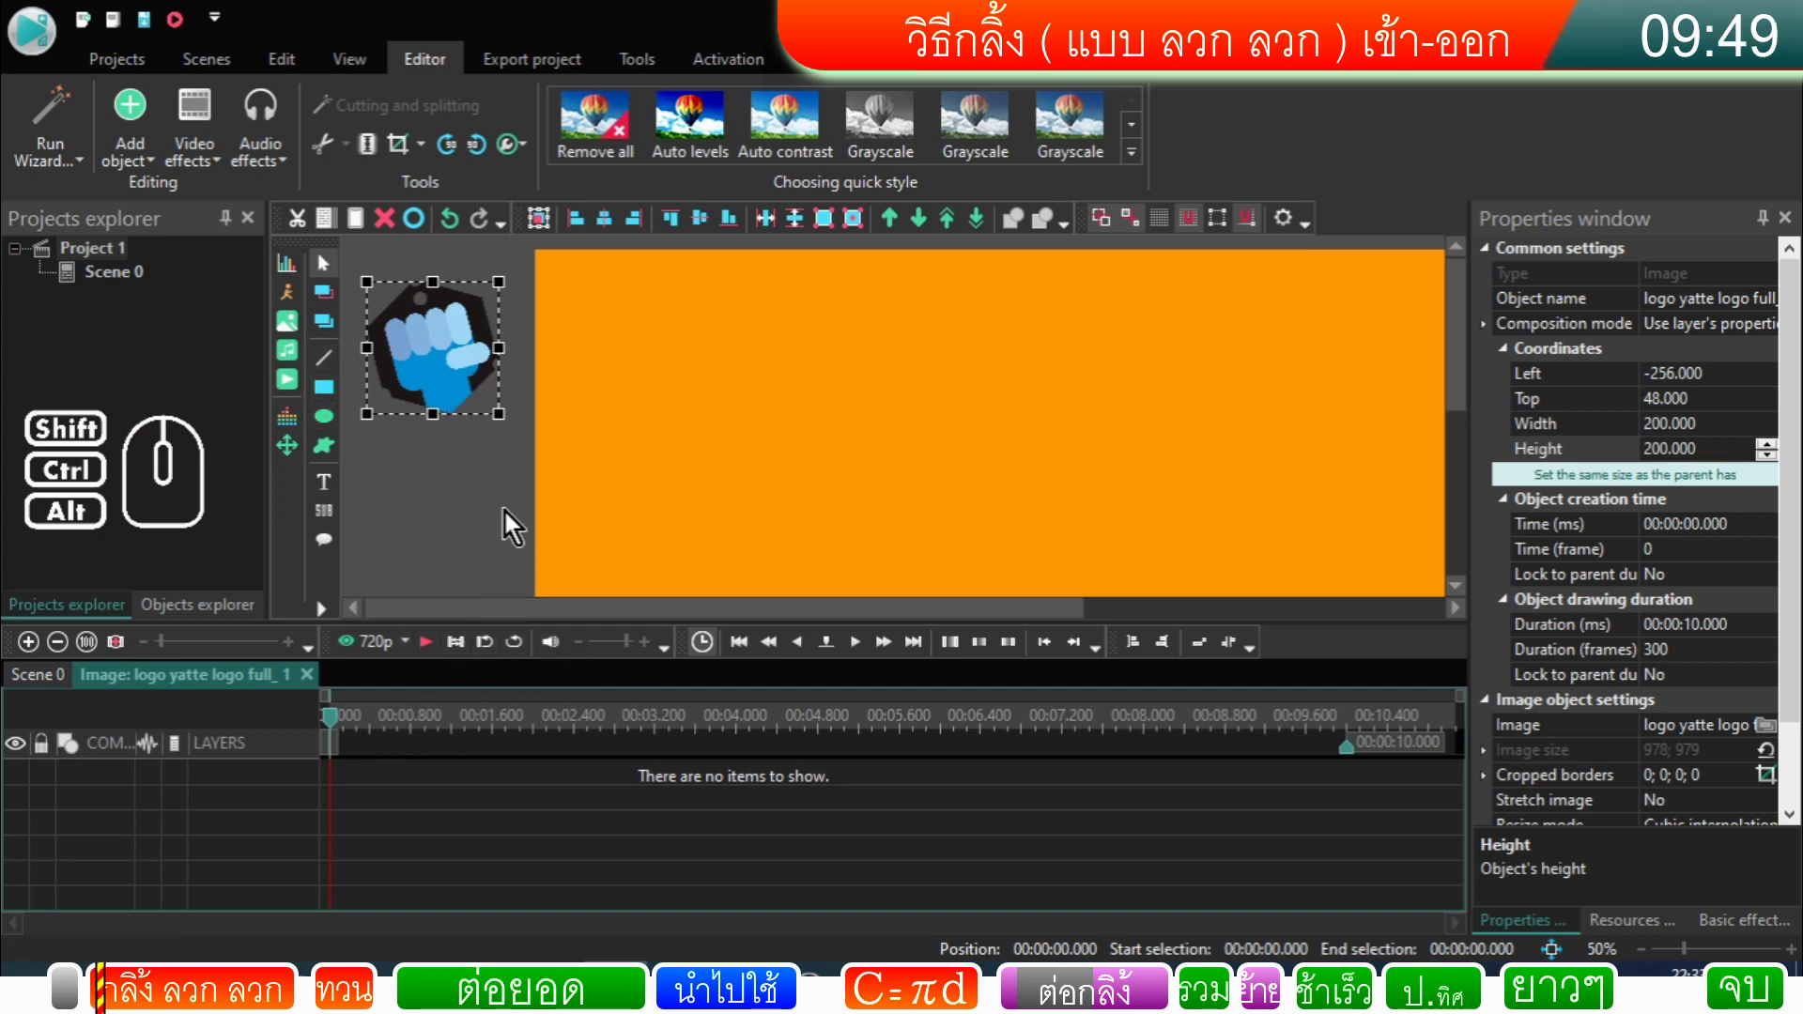
left_click(886, 661)
left_click(887, 660)
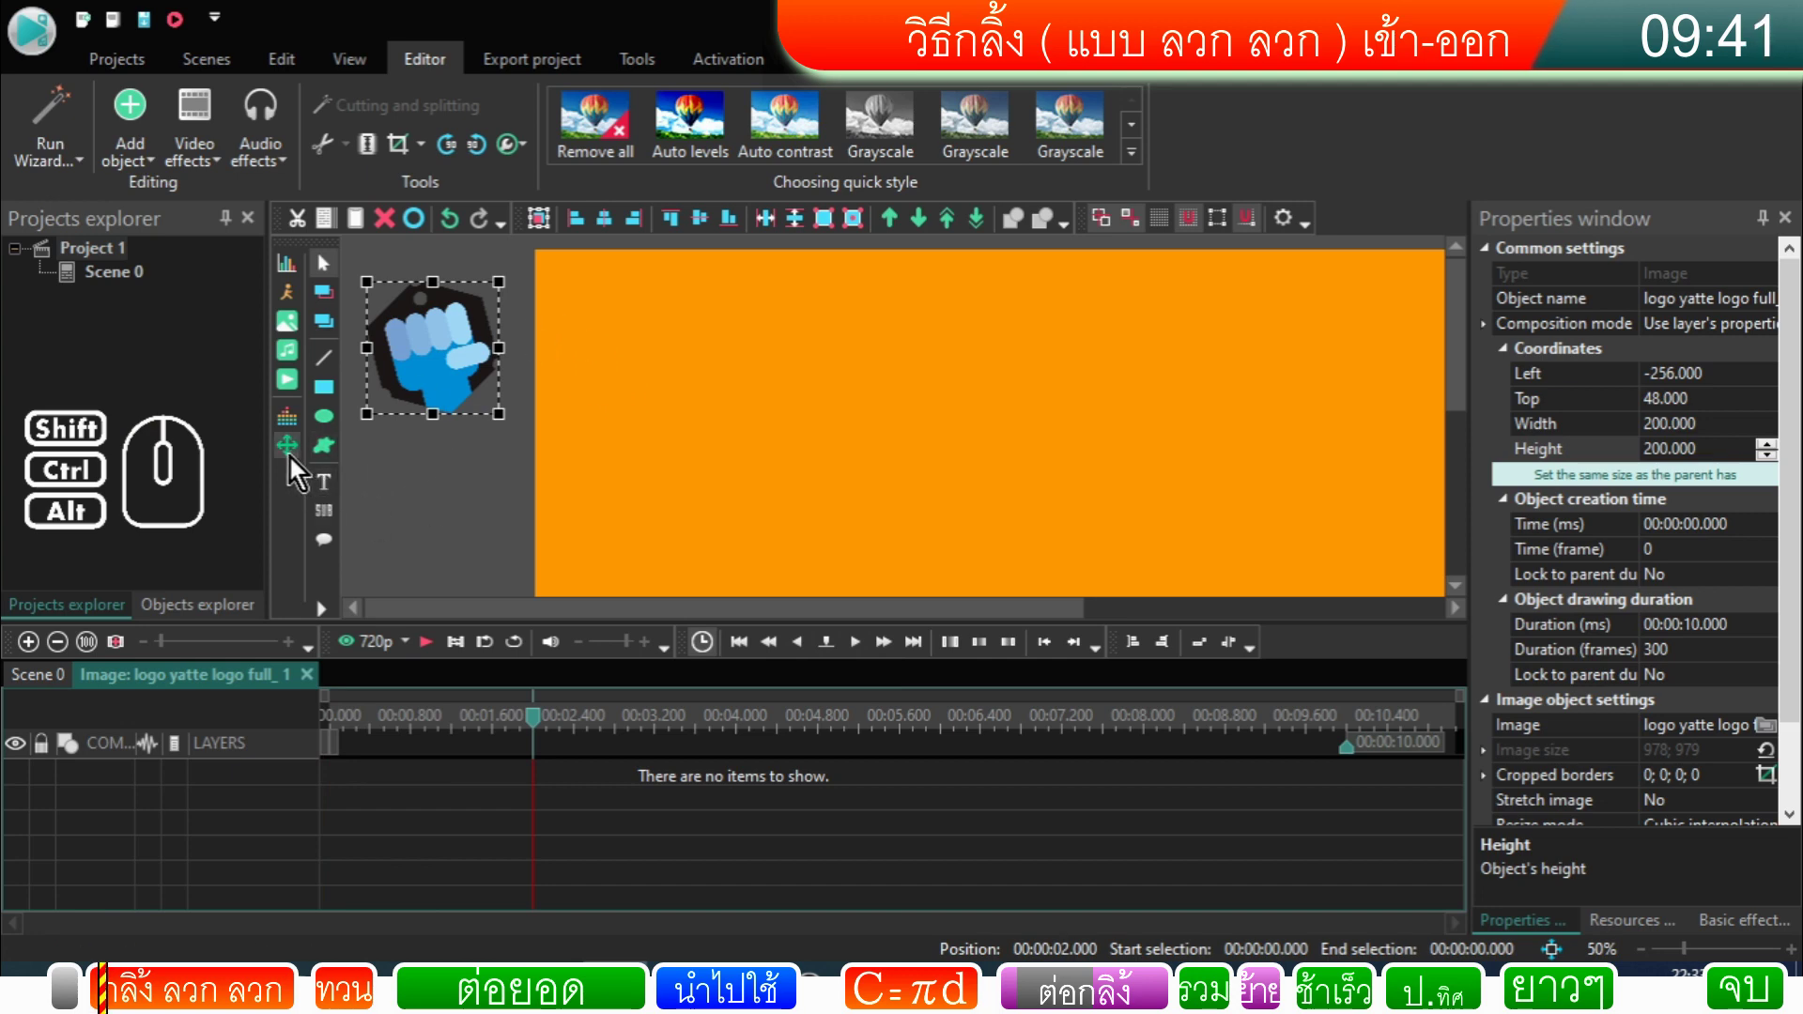
left_click(295, 467)
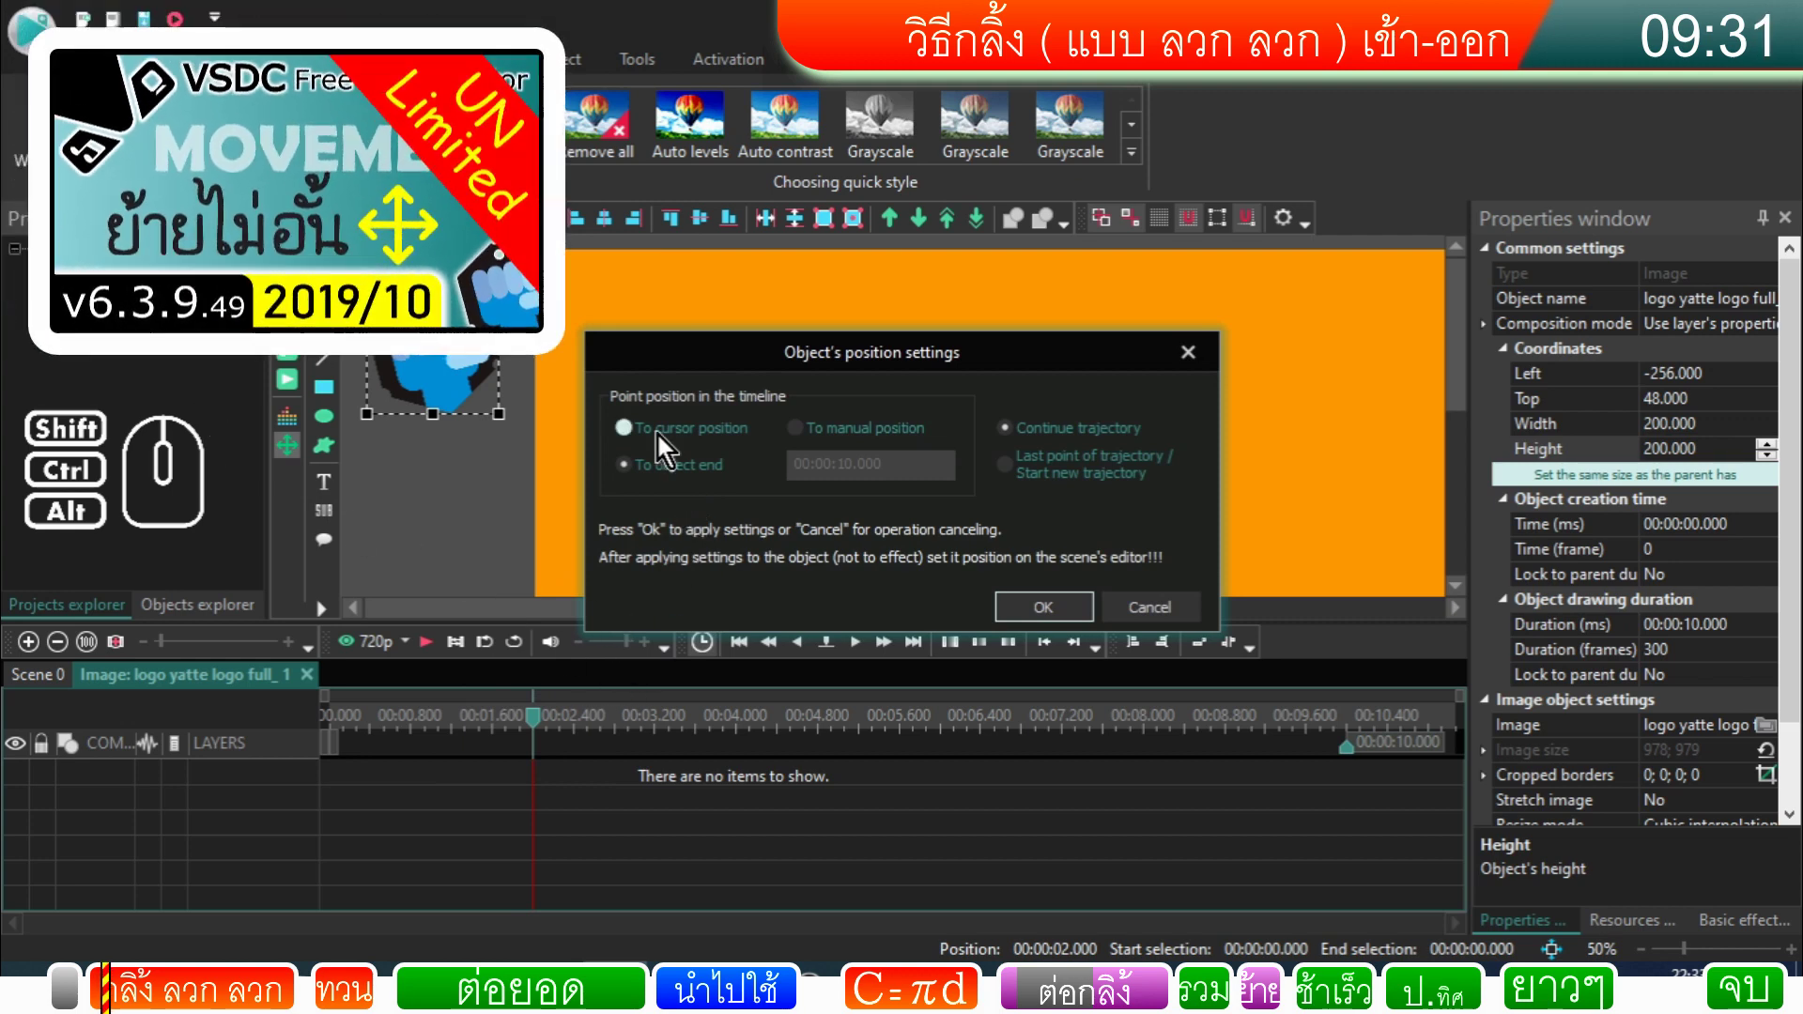
left_click(660, 439)
left_click(1037, 613)
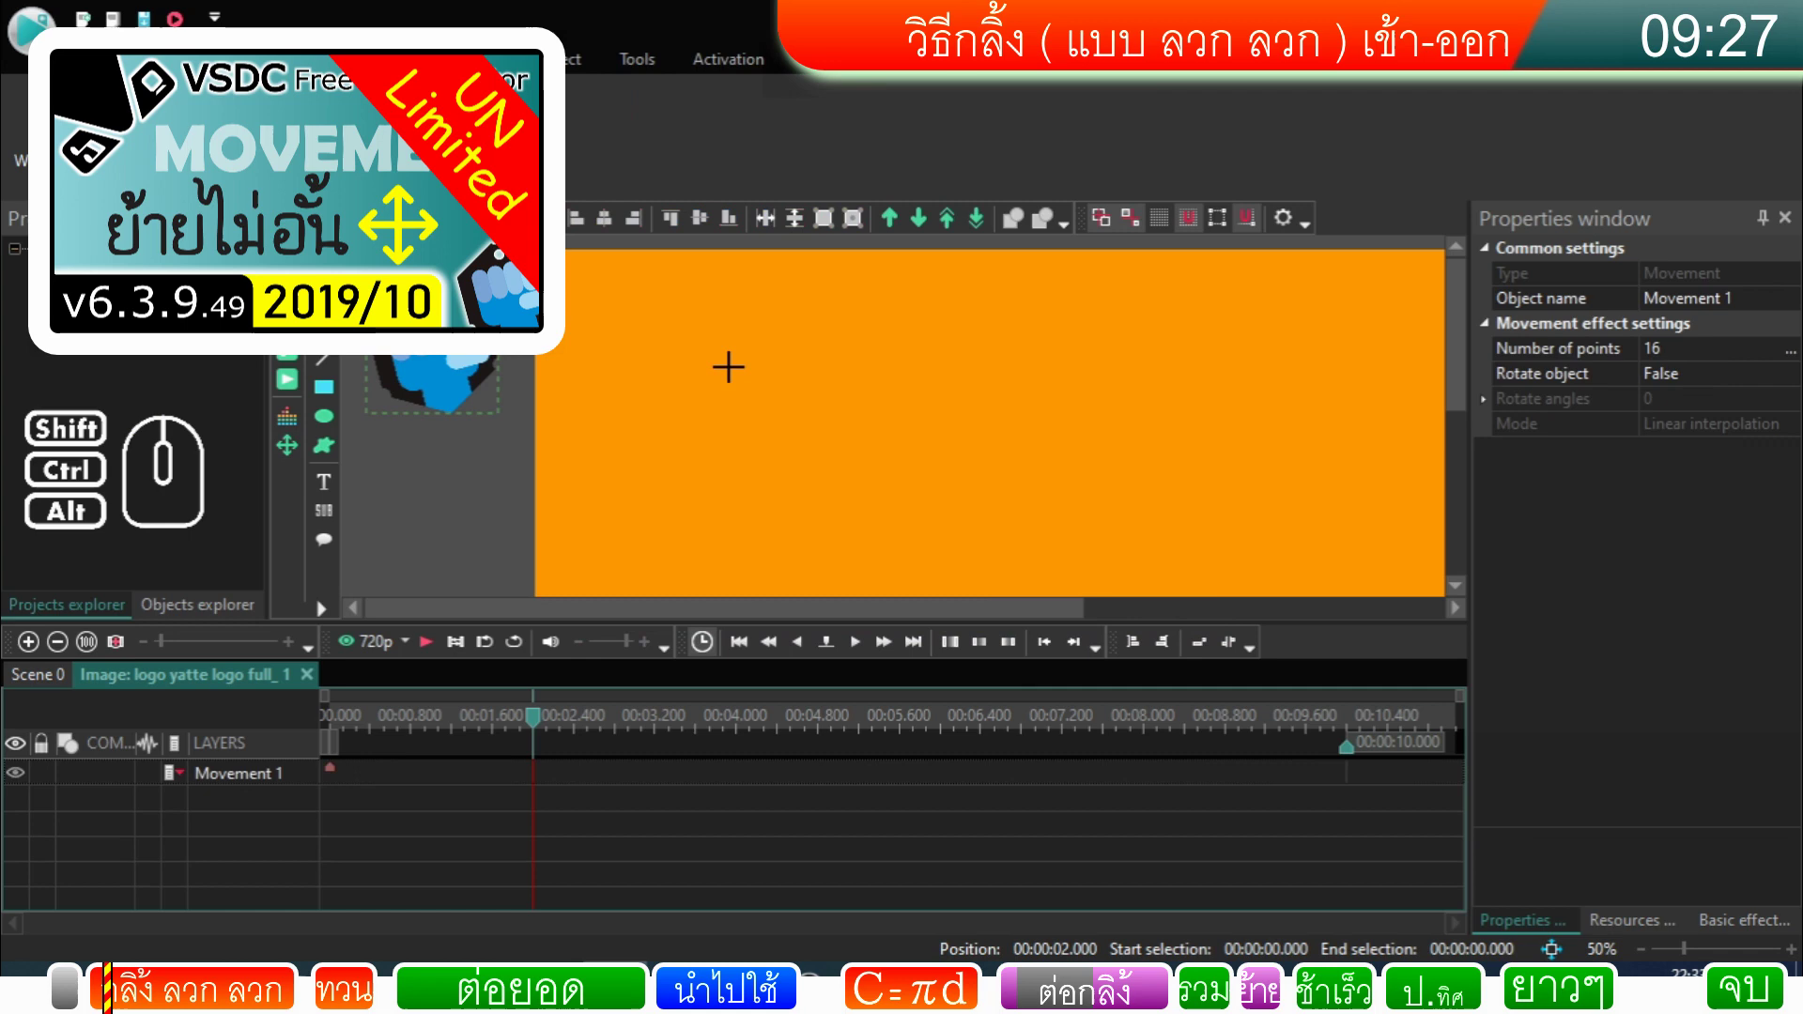
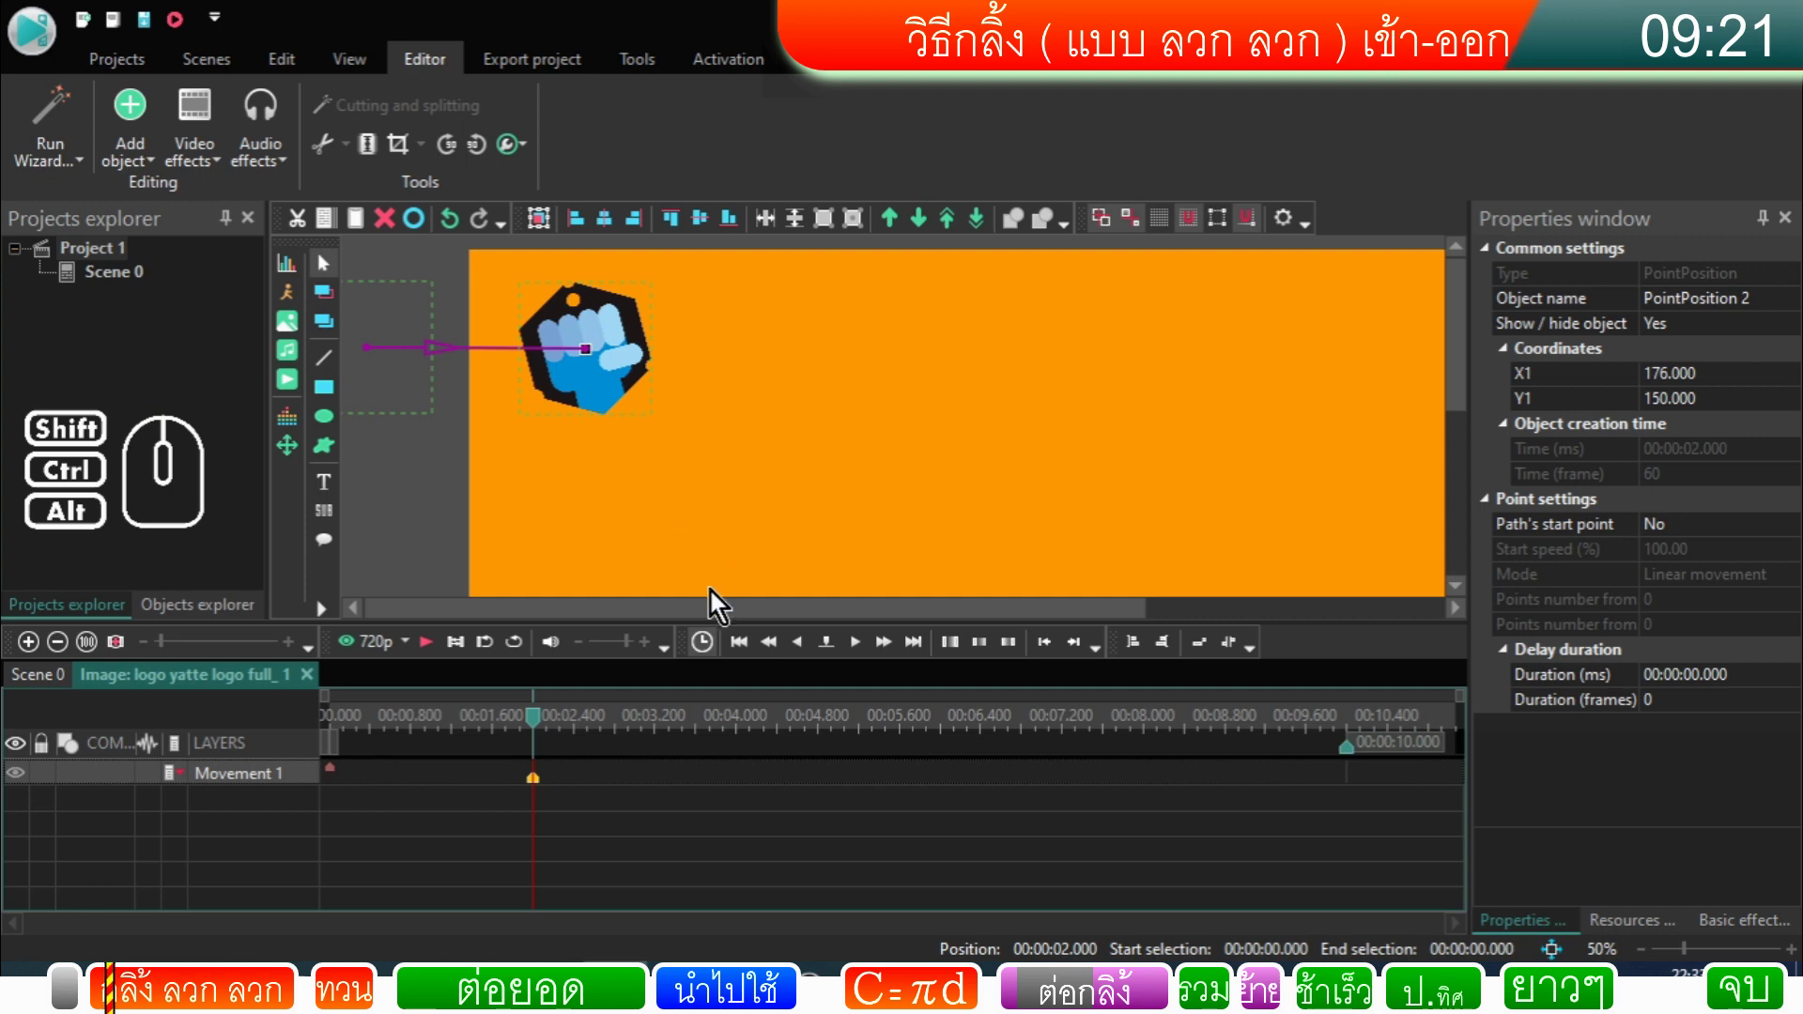
Step: Place the path's end point inside the scene and set both points' Y1 to 148
left_click_drag(721, 614, 498, 627)
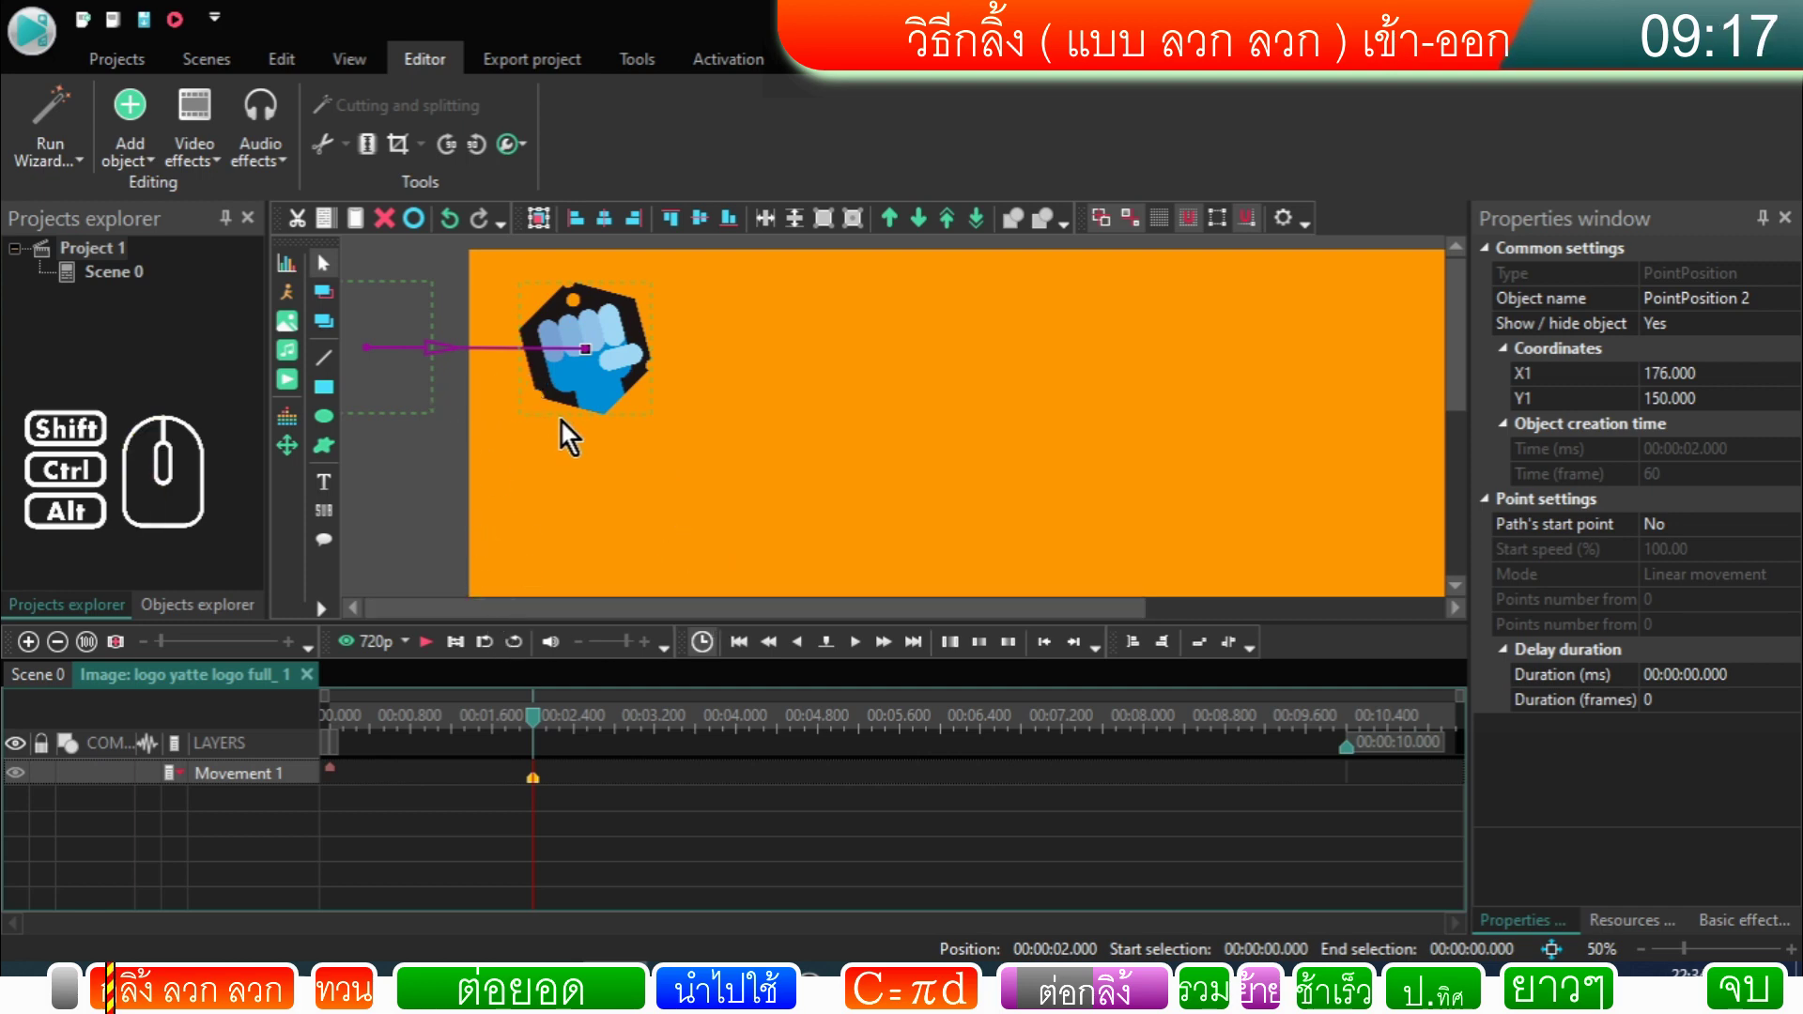
left_click_drag(581, 617, 457, 613)
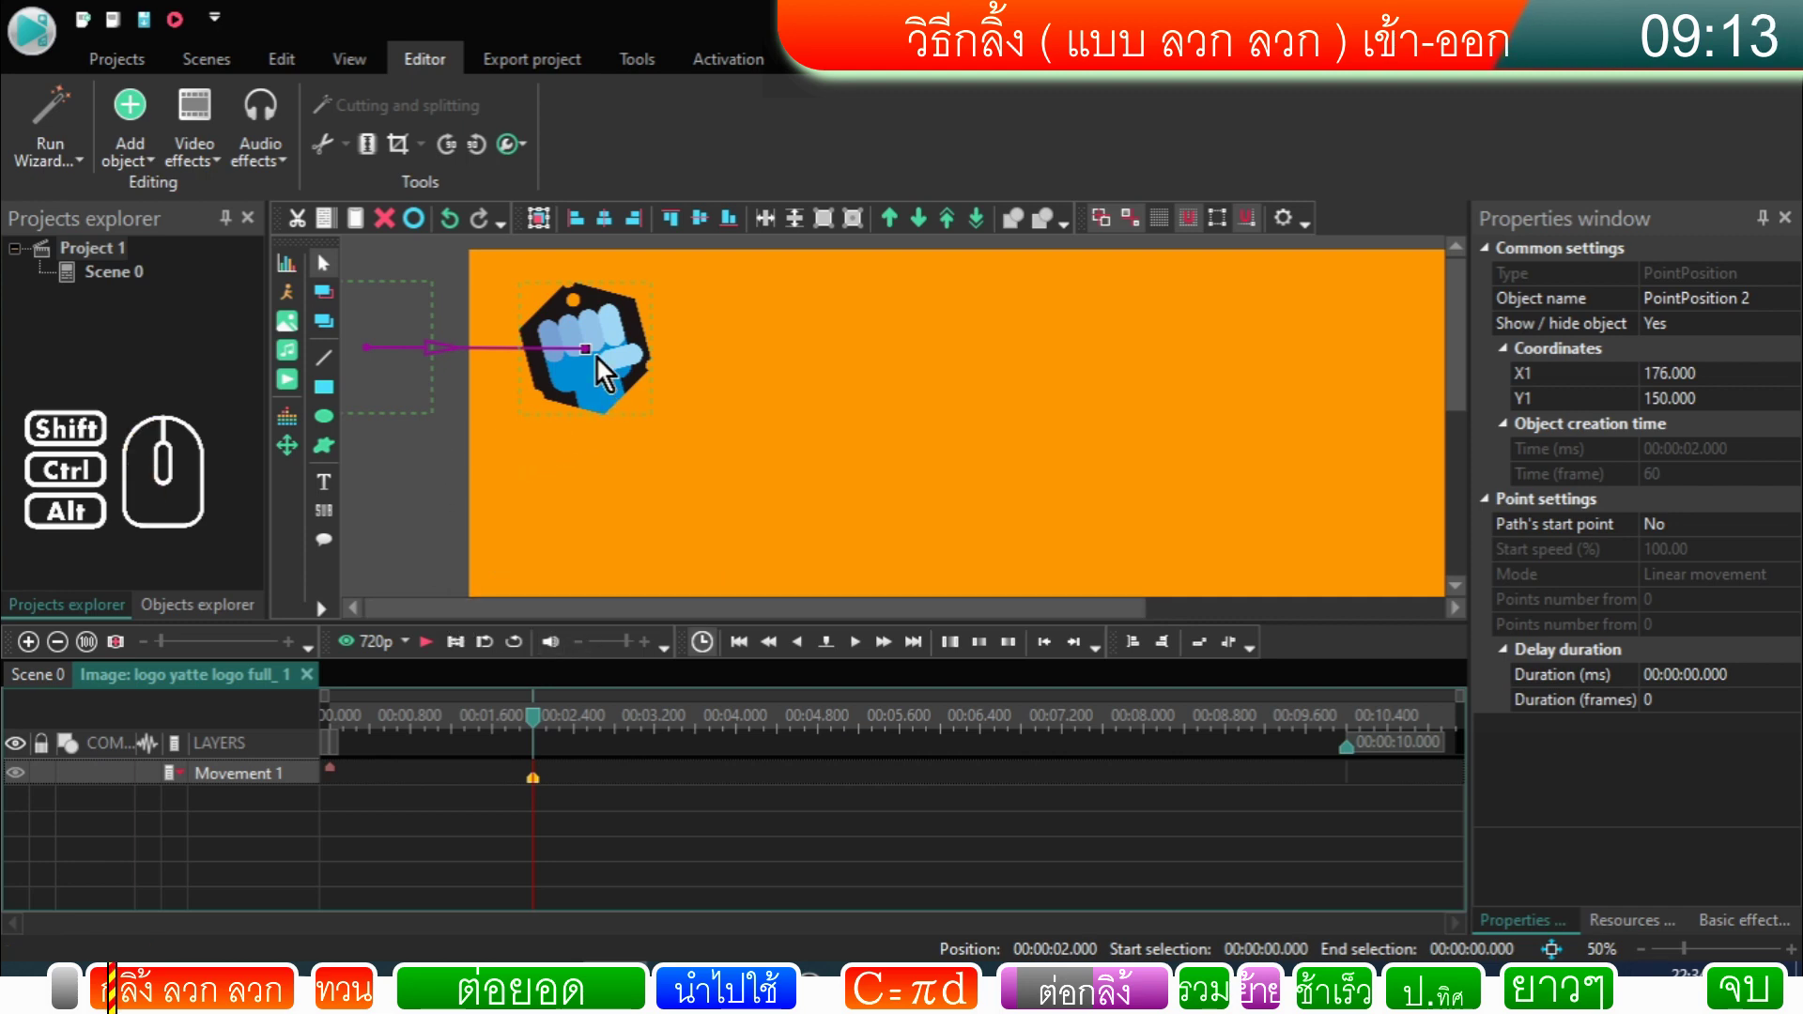
left_click_drag(591, 362, 587, 365)
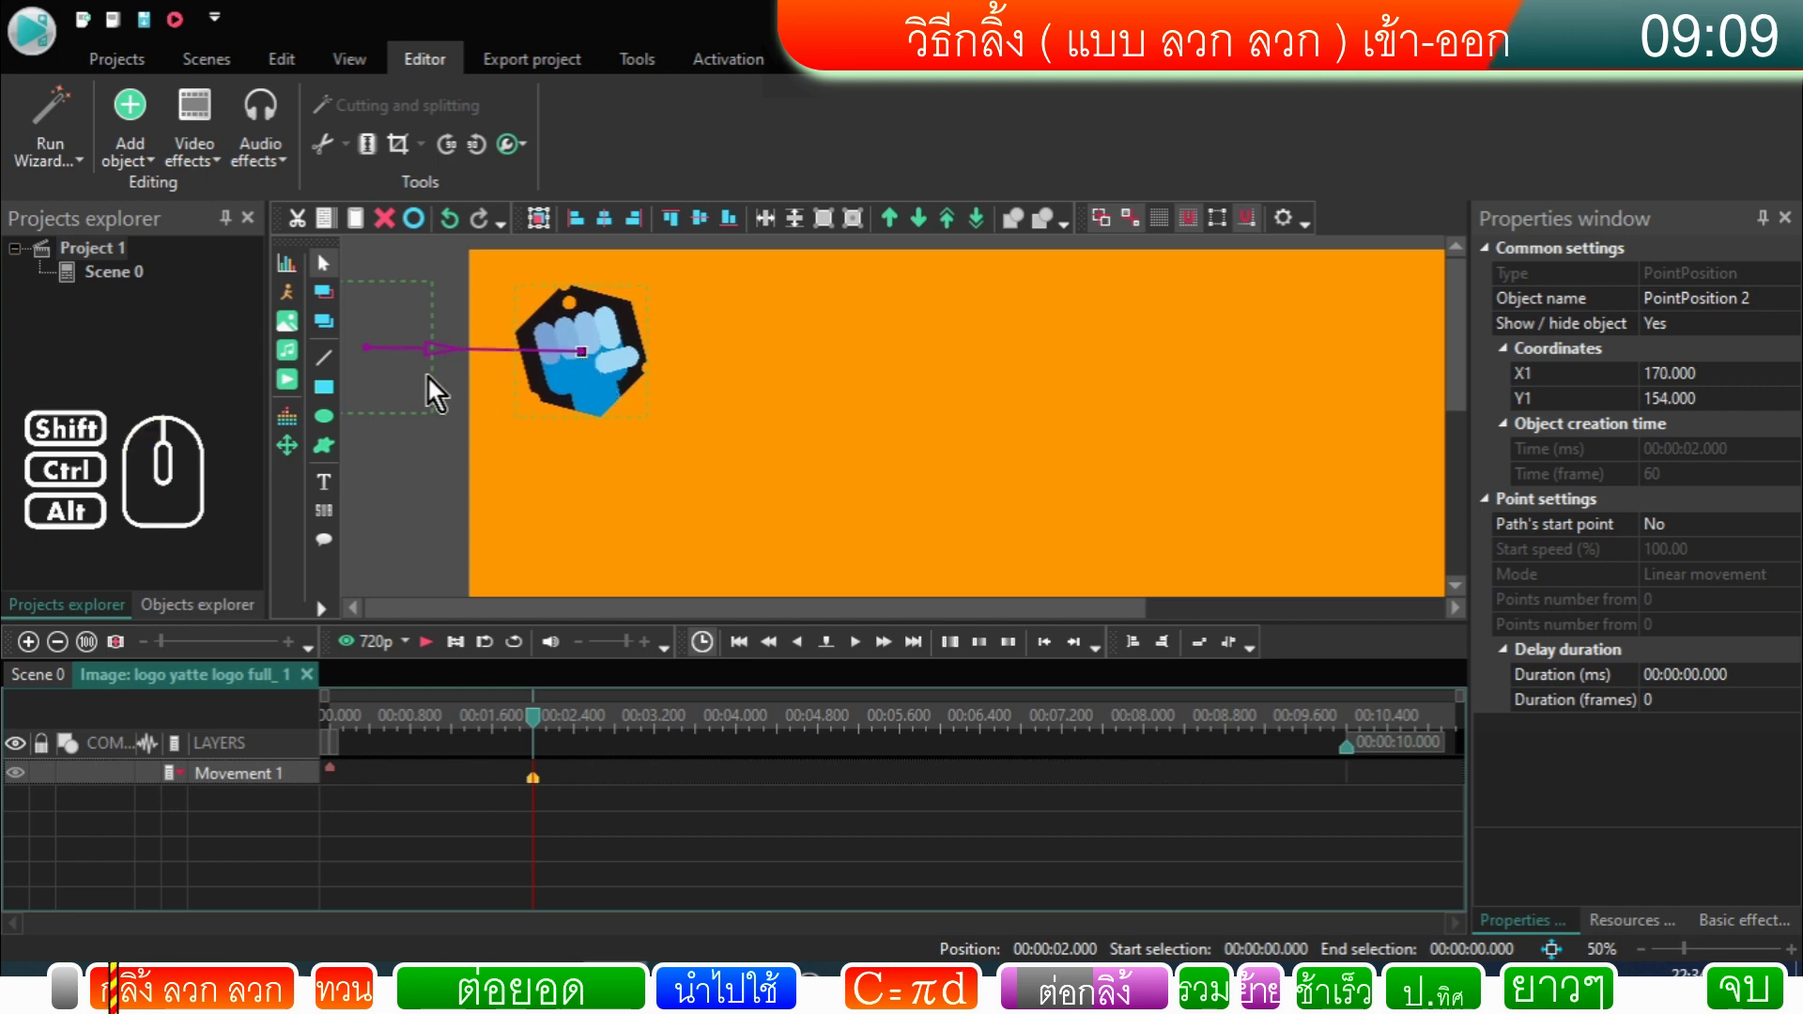
left_click(340, 779)
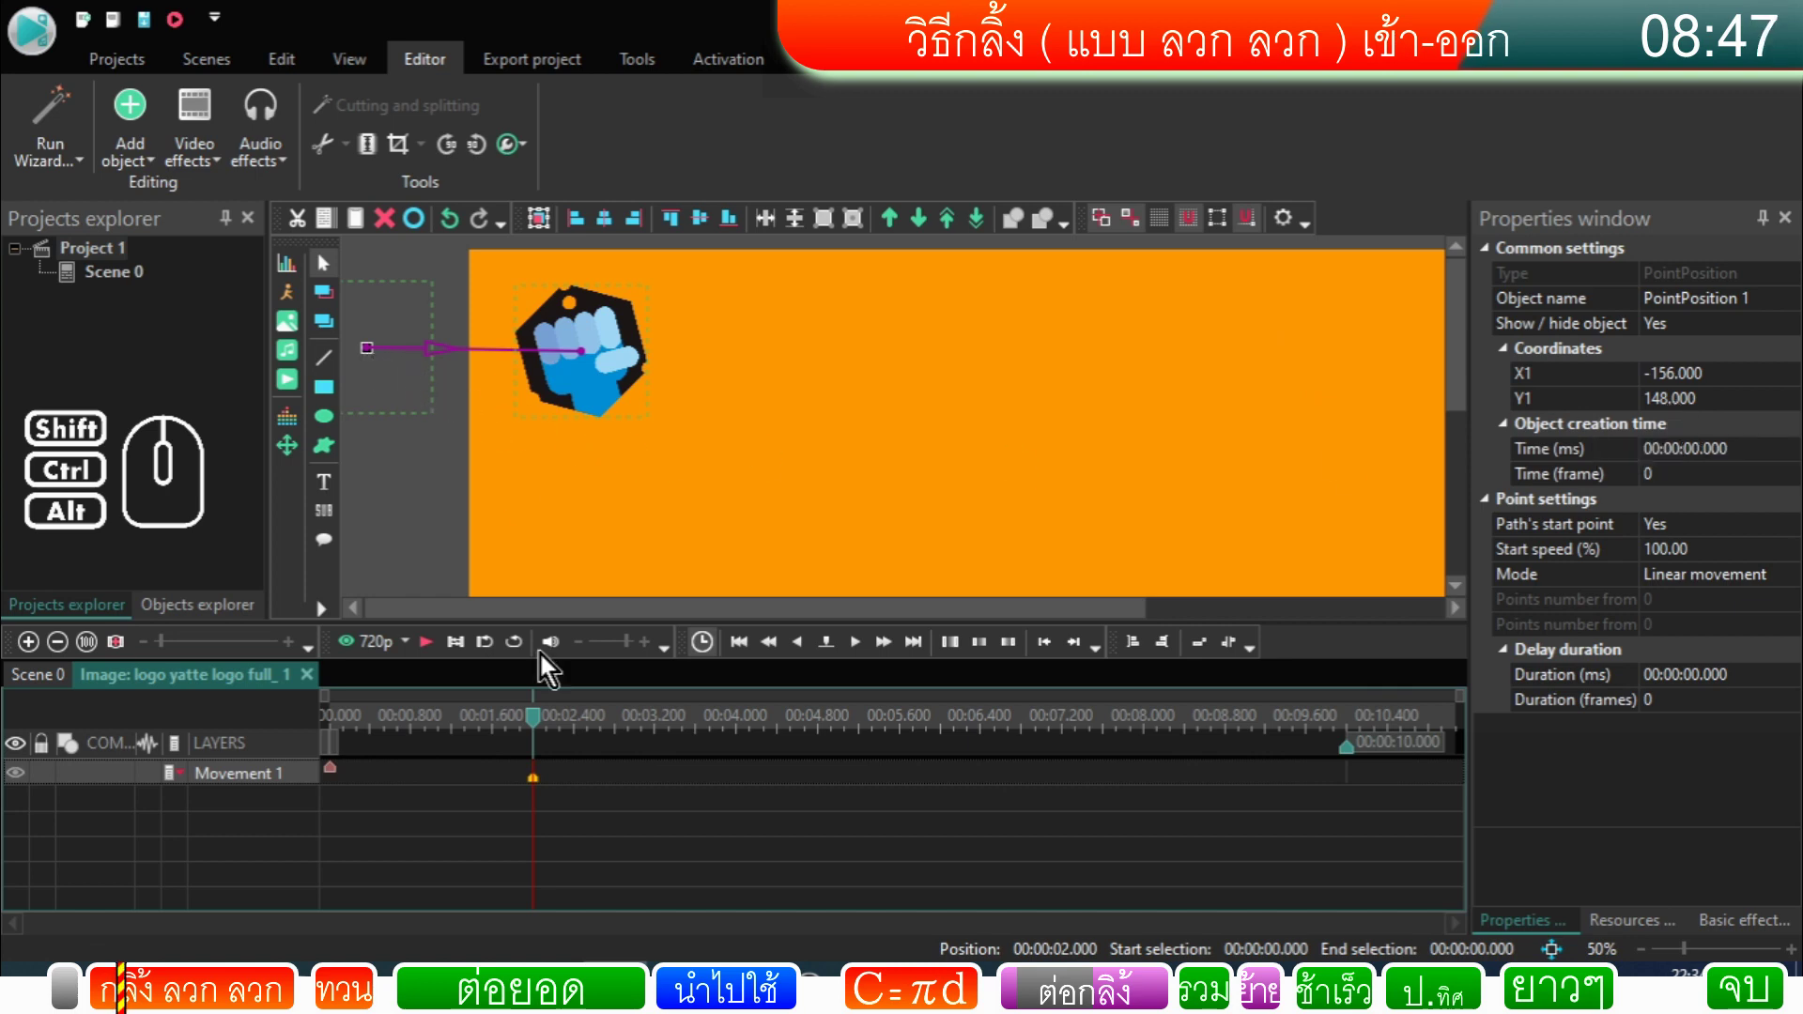
left_click(541, 791)
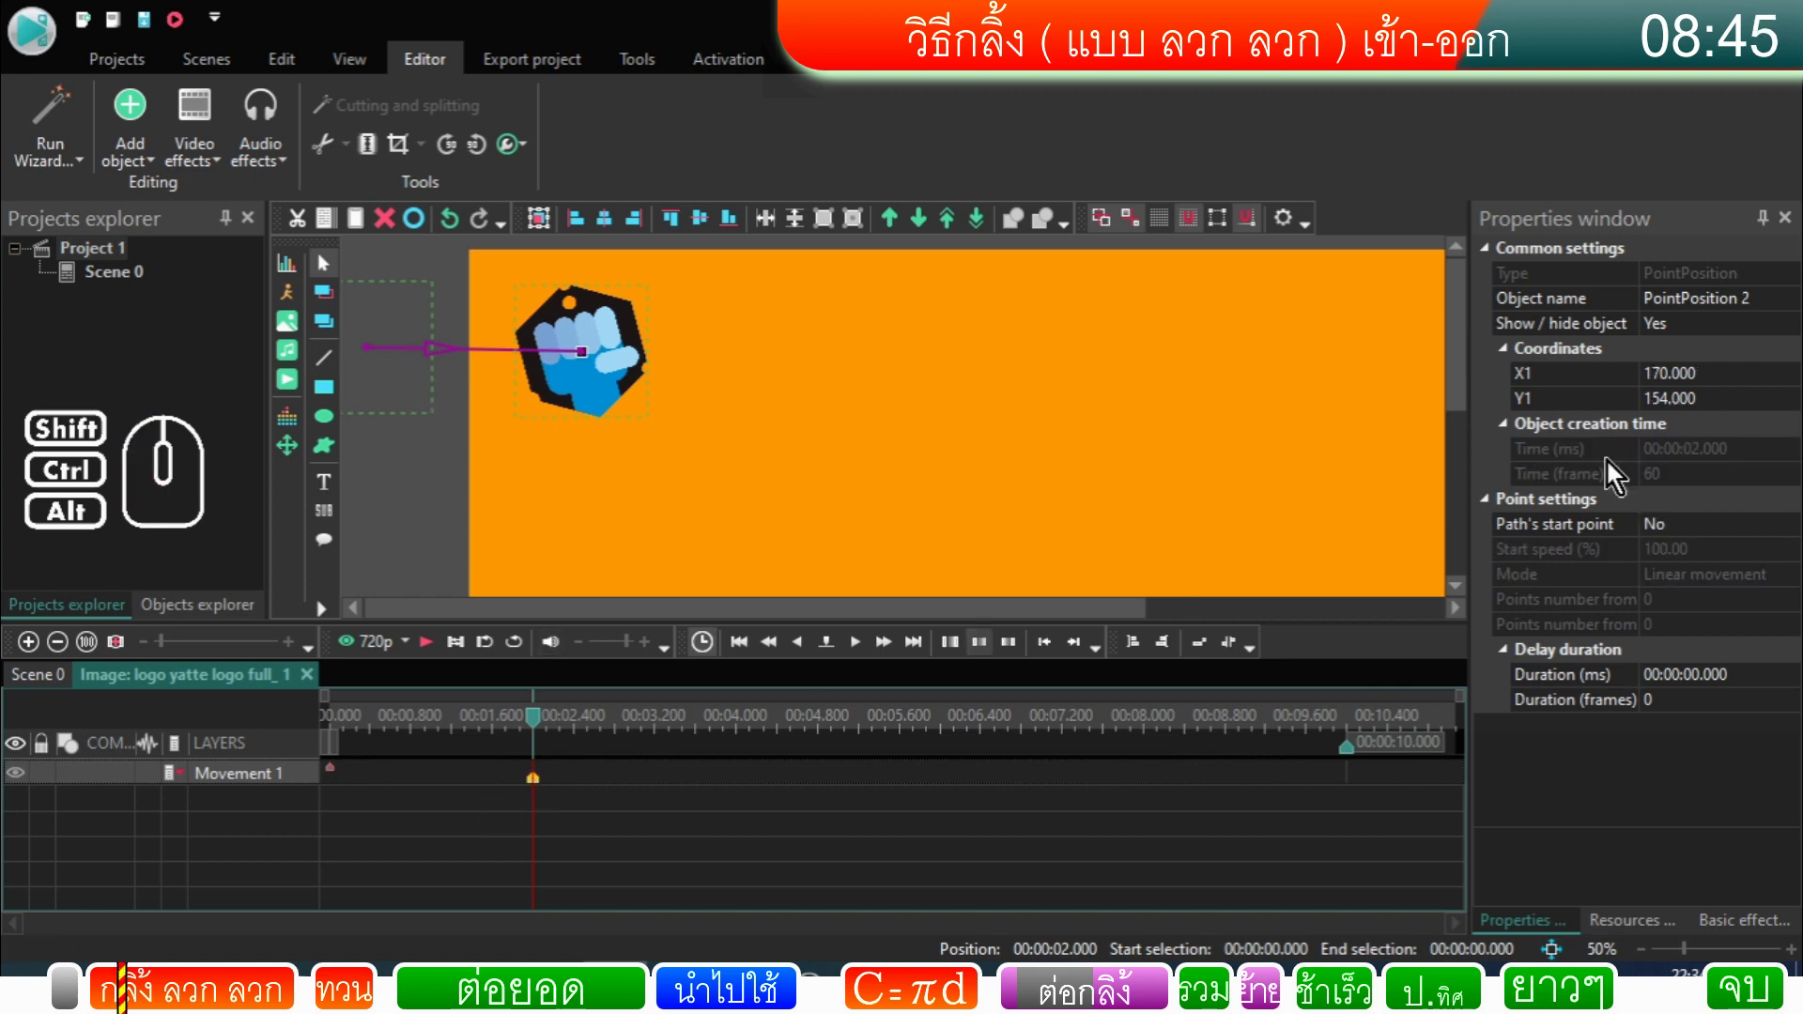
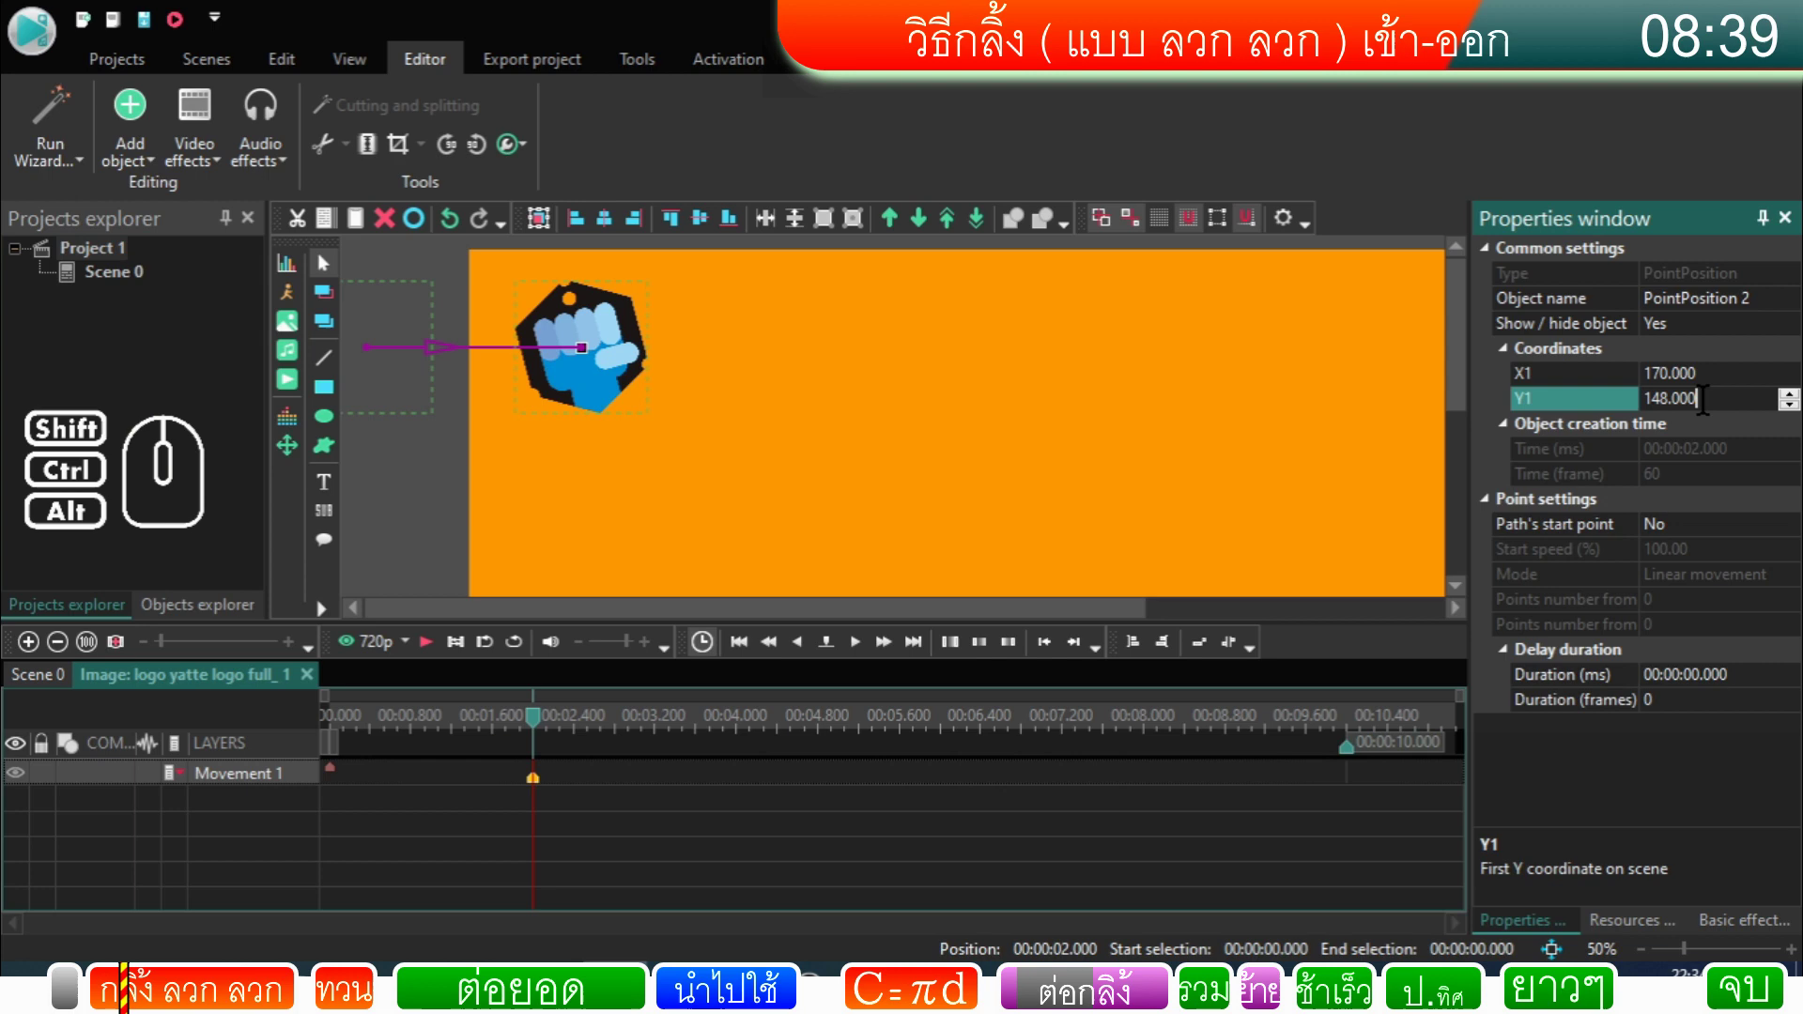
left_click(438, 461)
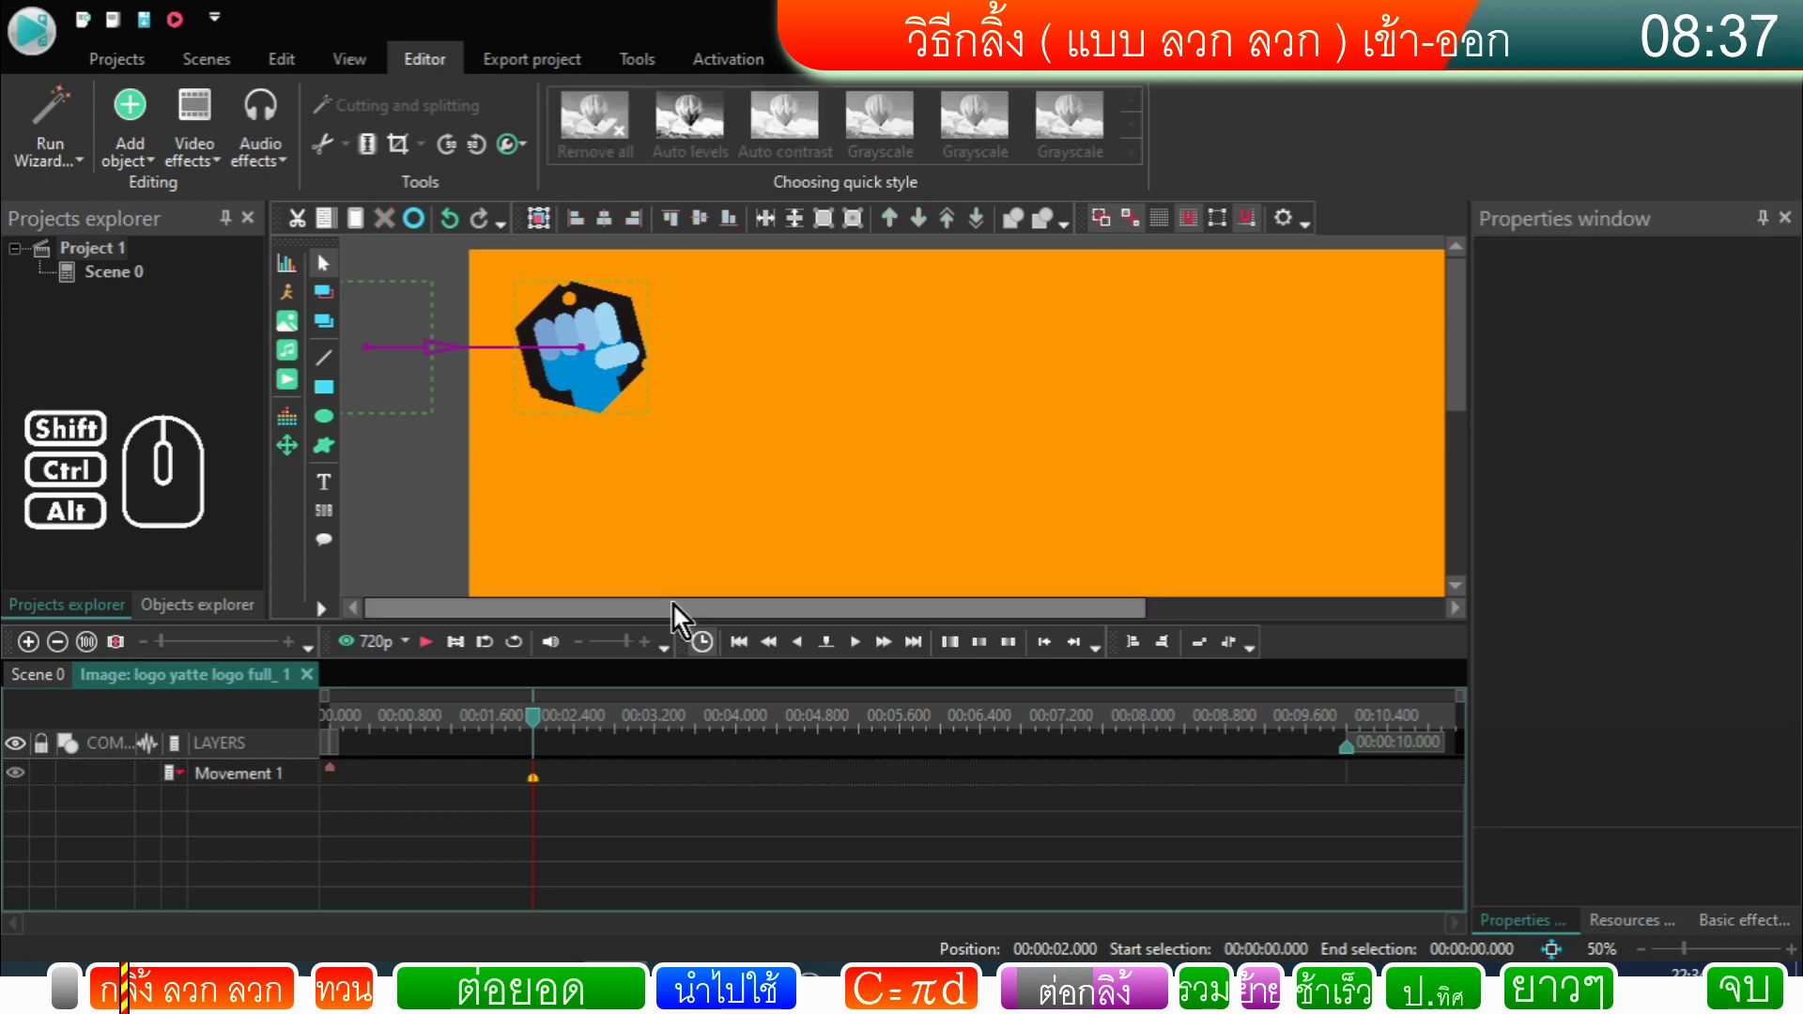
left_click_drag(671, 618, 532, 593)
left_click(433, 513)
left_click(582, 361)
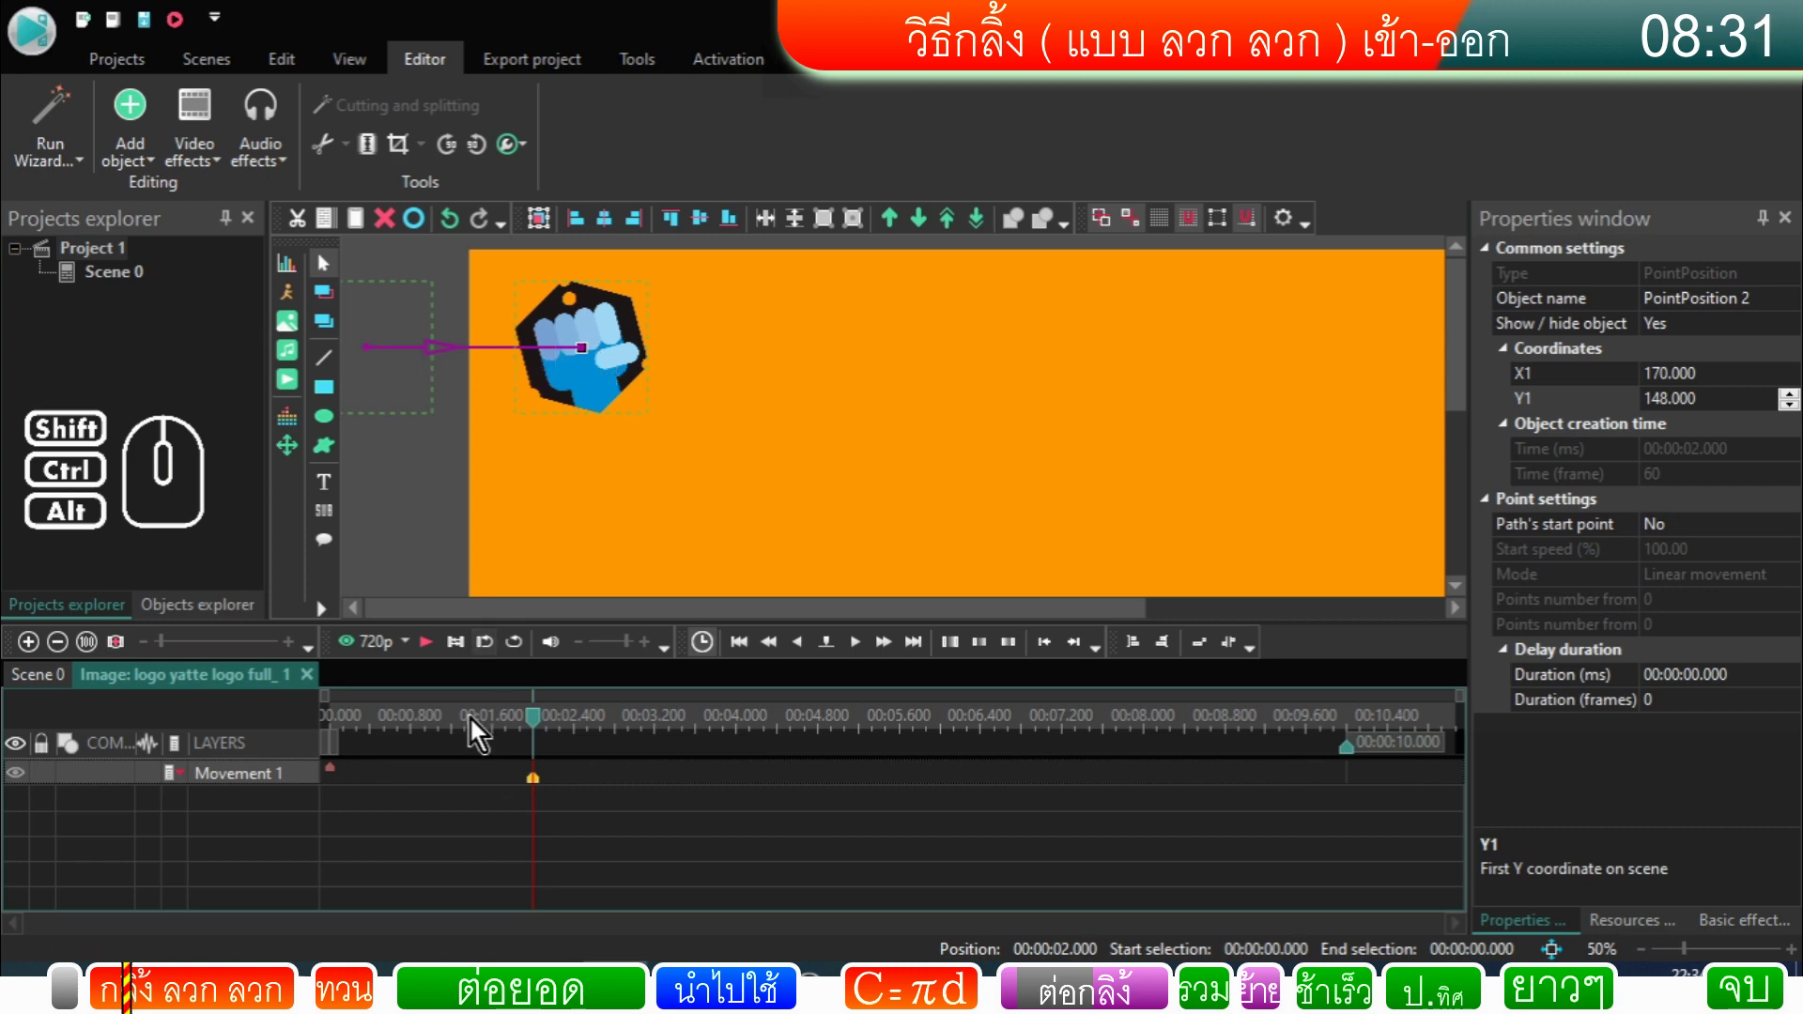
Step: Preview the logo sliding in and return the playhead to two seconds
left_click_drag(543, 727, 298, 728)
left_click(438, 651)
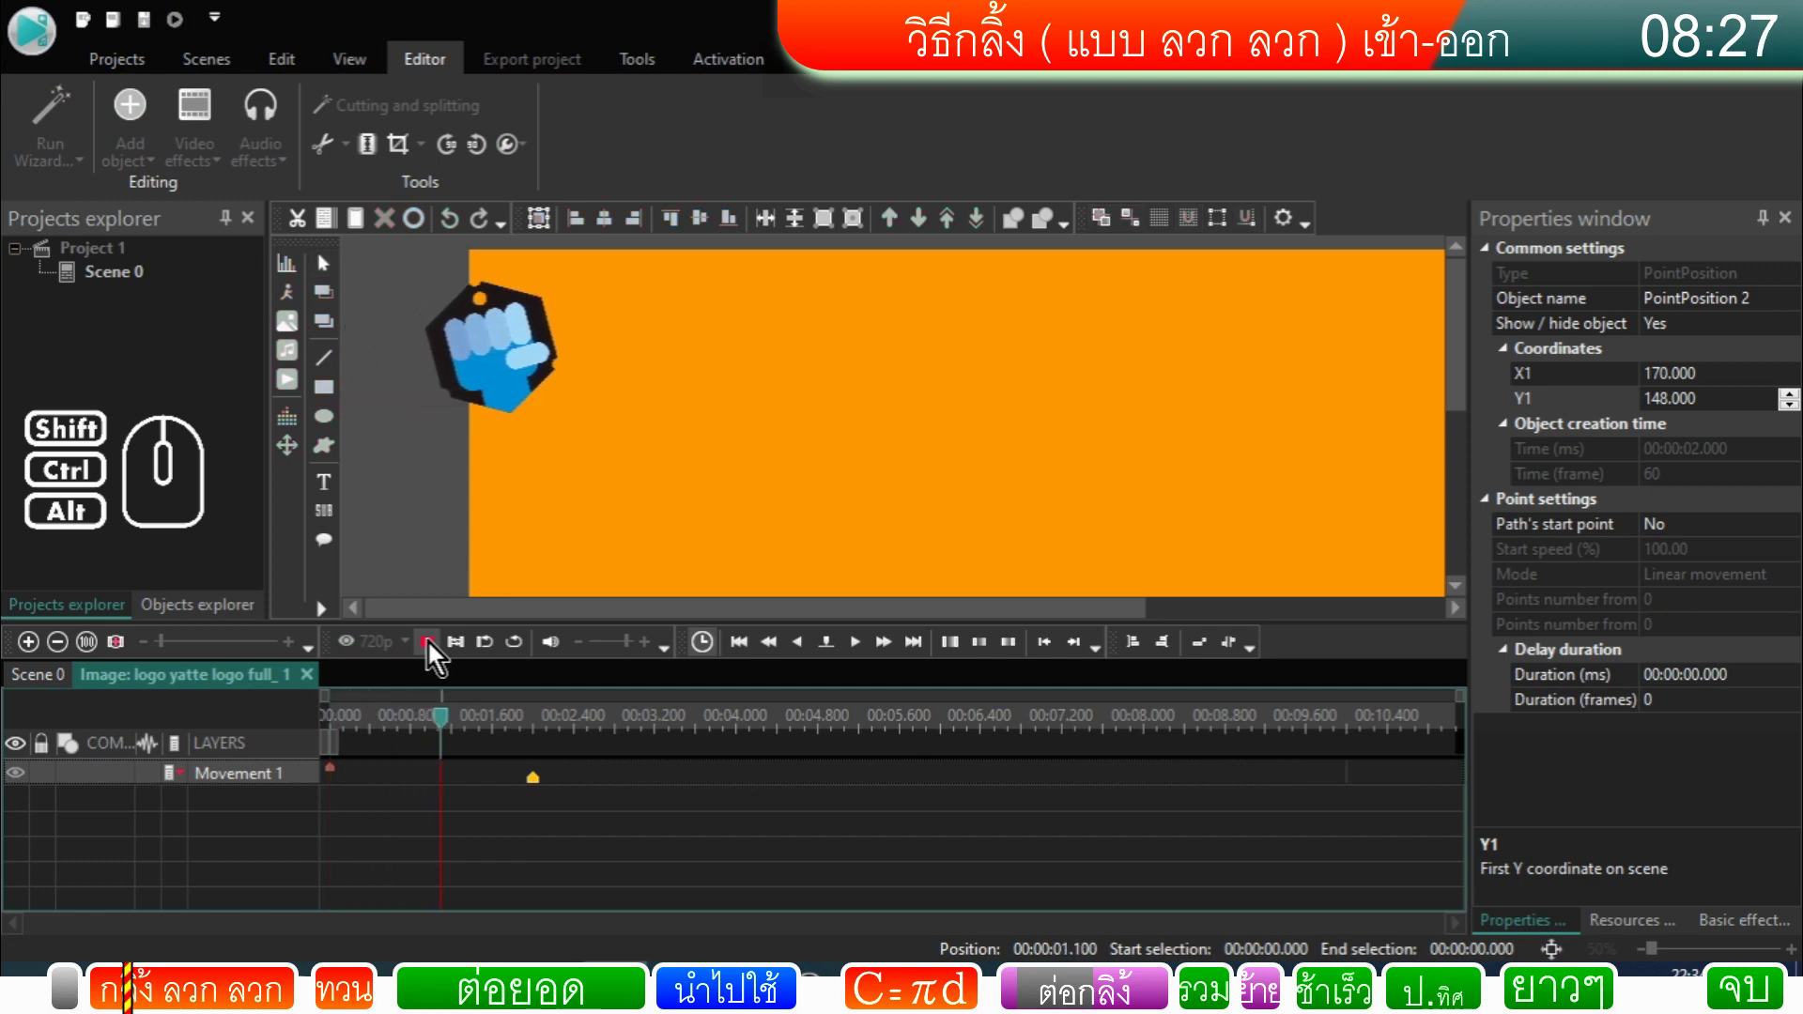
left_click(437, 650)
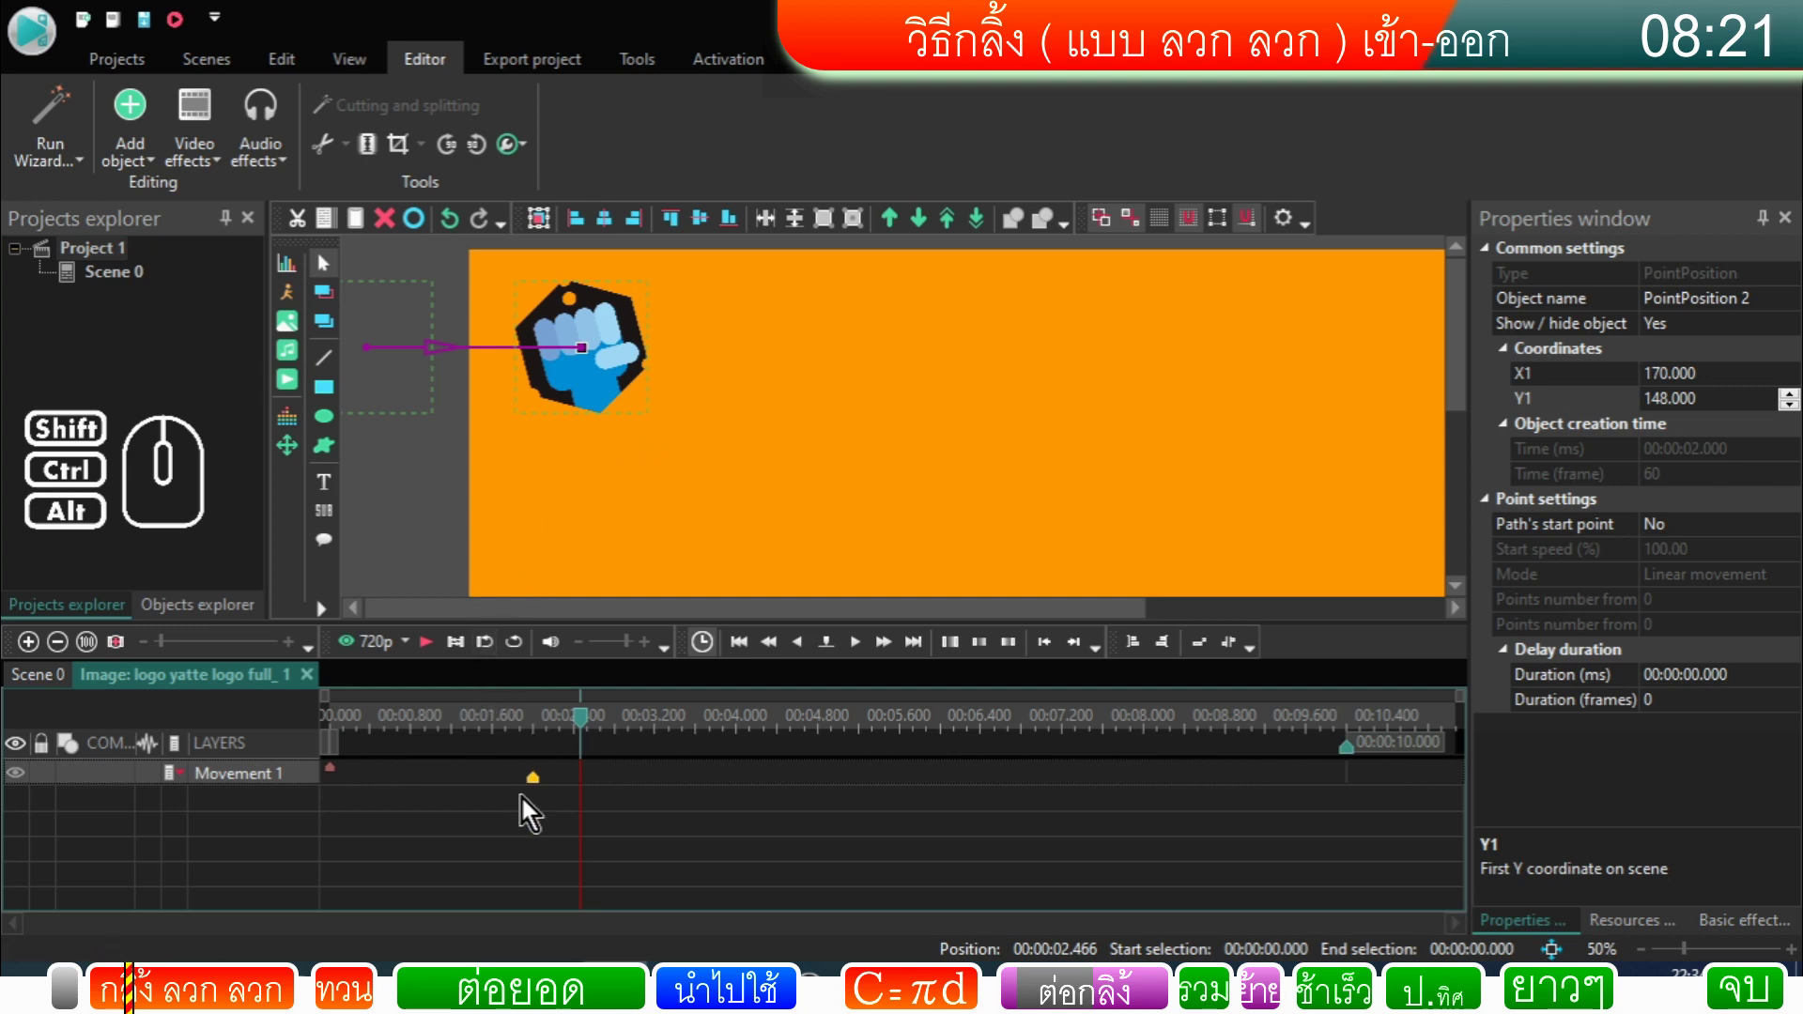
left_click(543, 792)
right_click(542, 793)
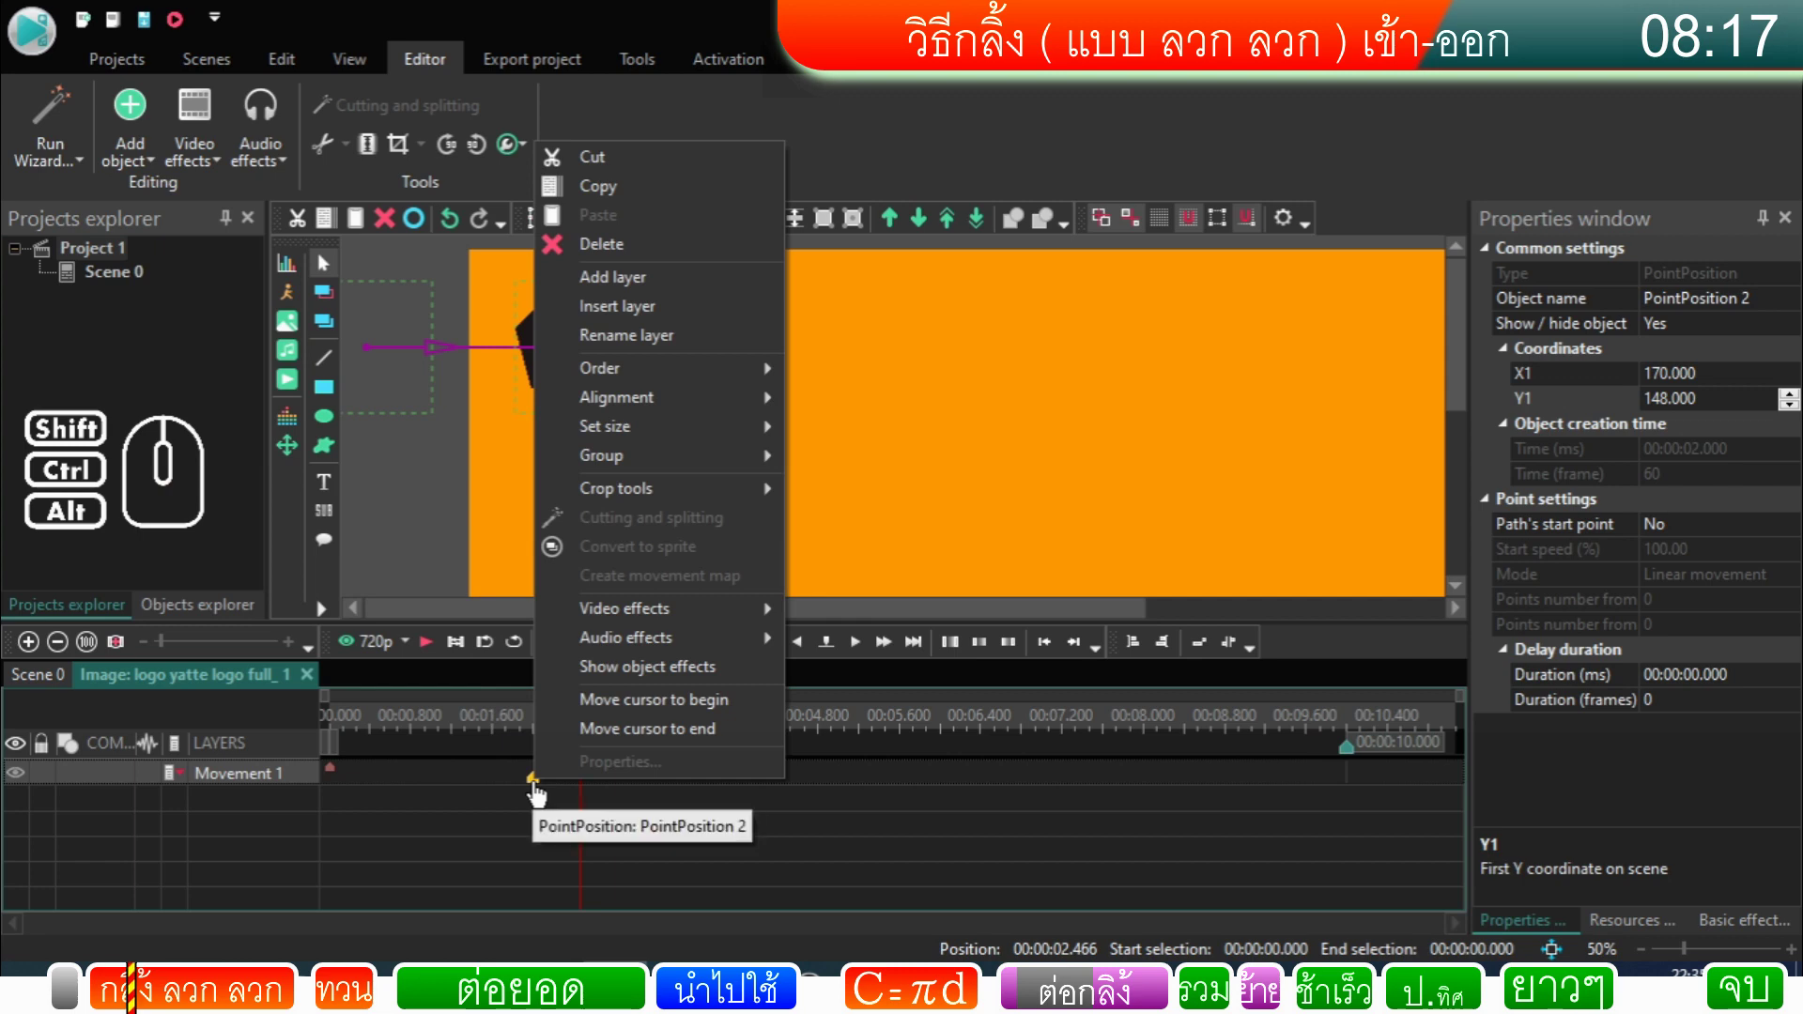
left_click(541, 794)
right_click(540, 794)
left_click(602, 720)
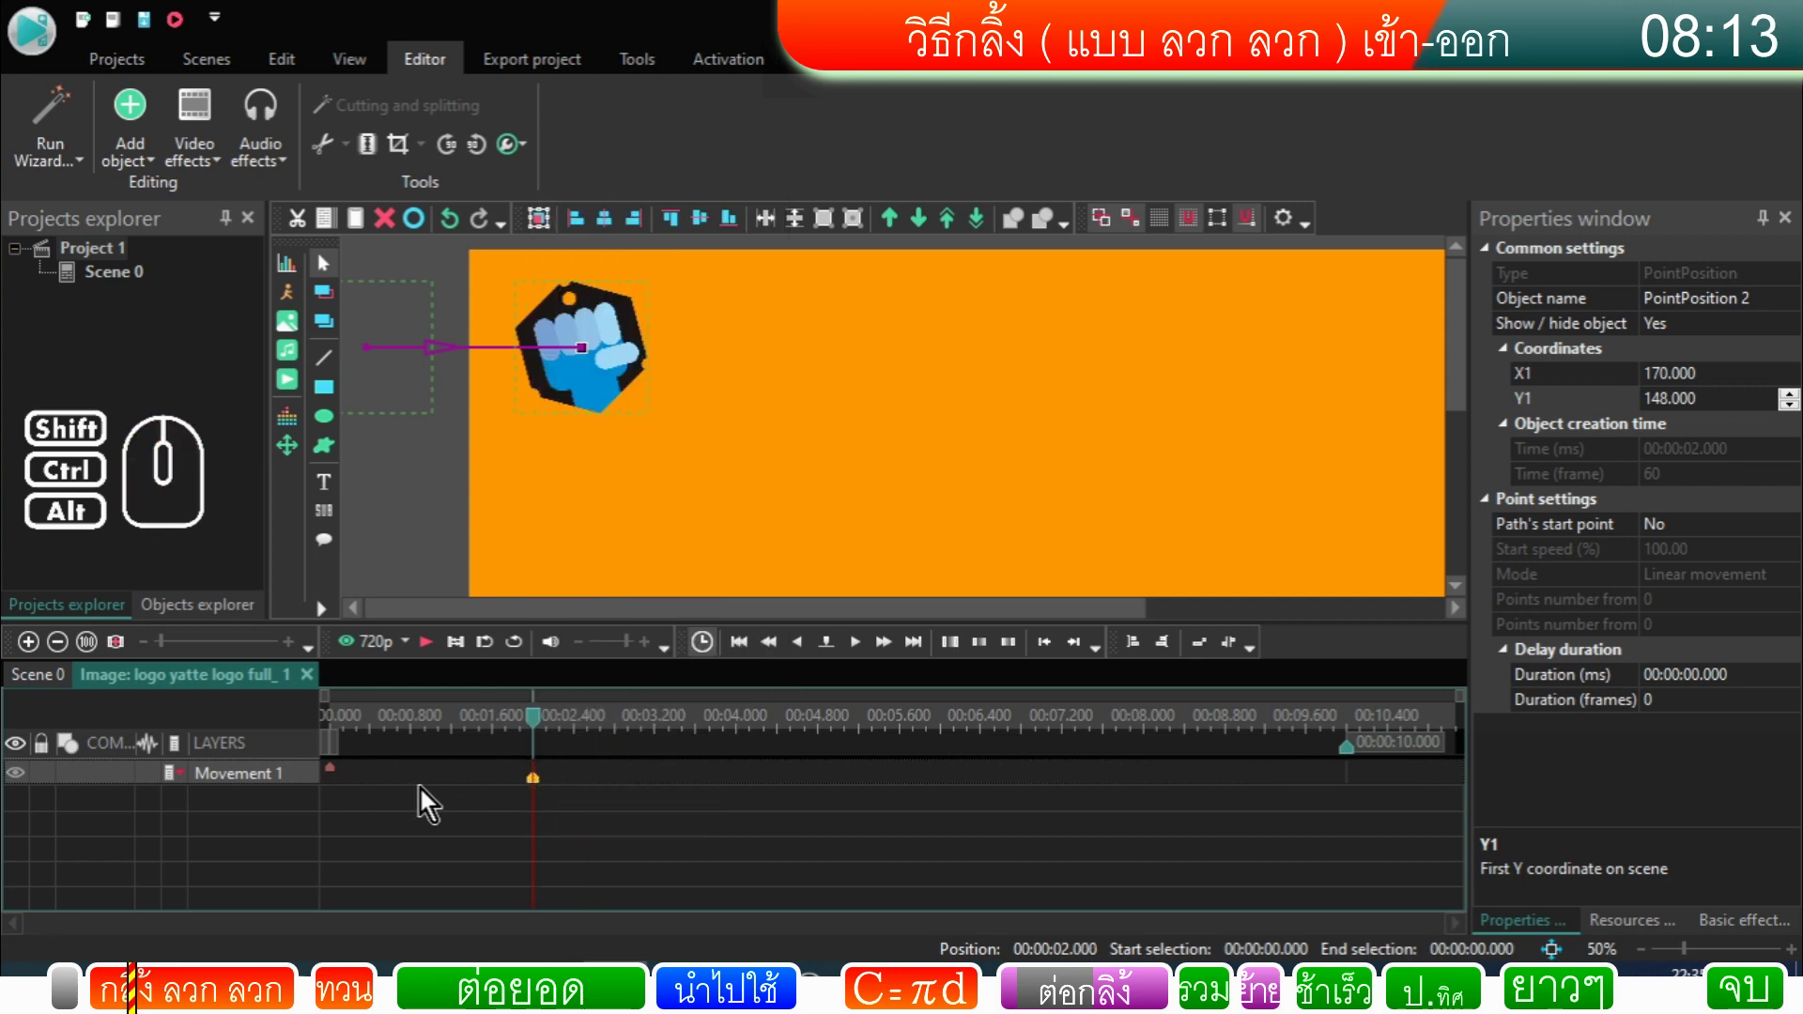
Step: Add a Transforms > Rotate effect ending at the cursor position over the first two seconds
left_click(217, 166)
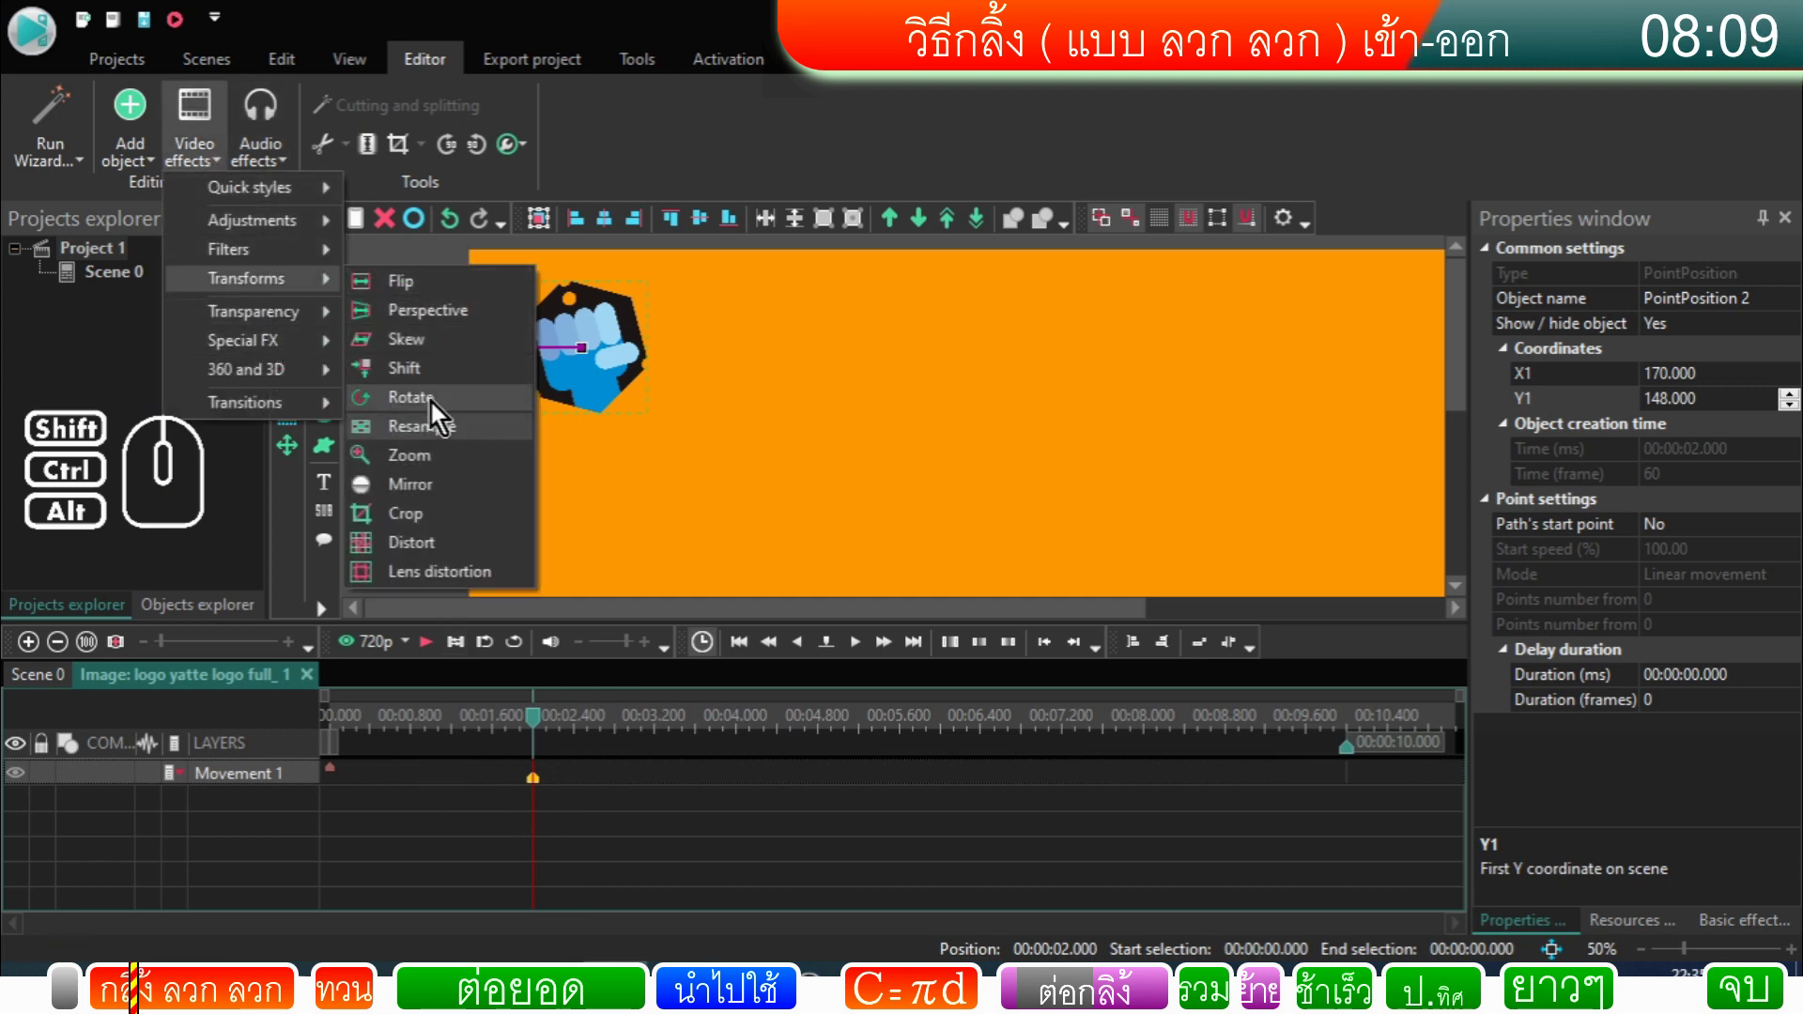
left_click(441, 409)
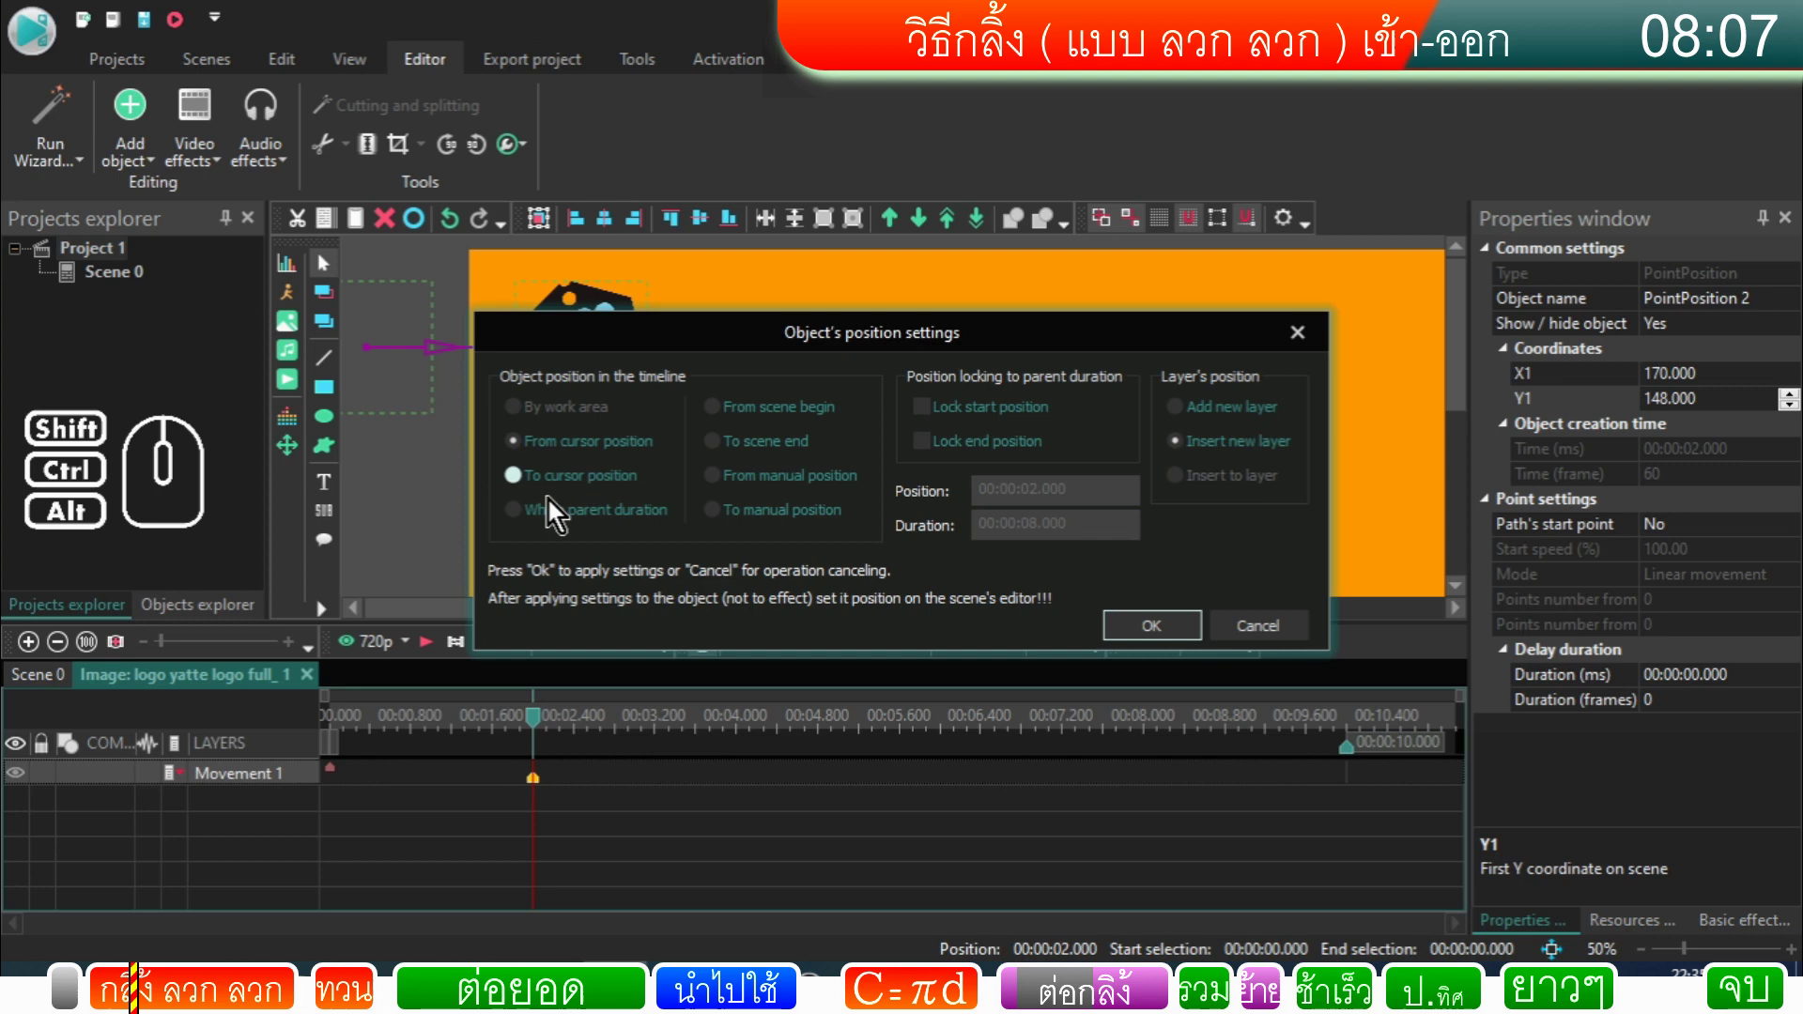
left_click(564, 489)
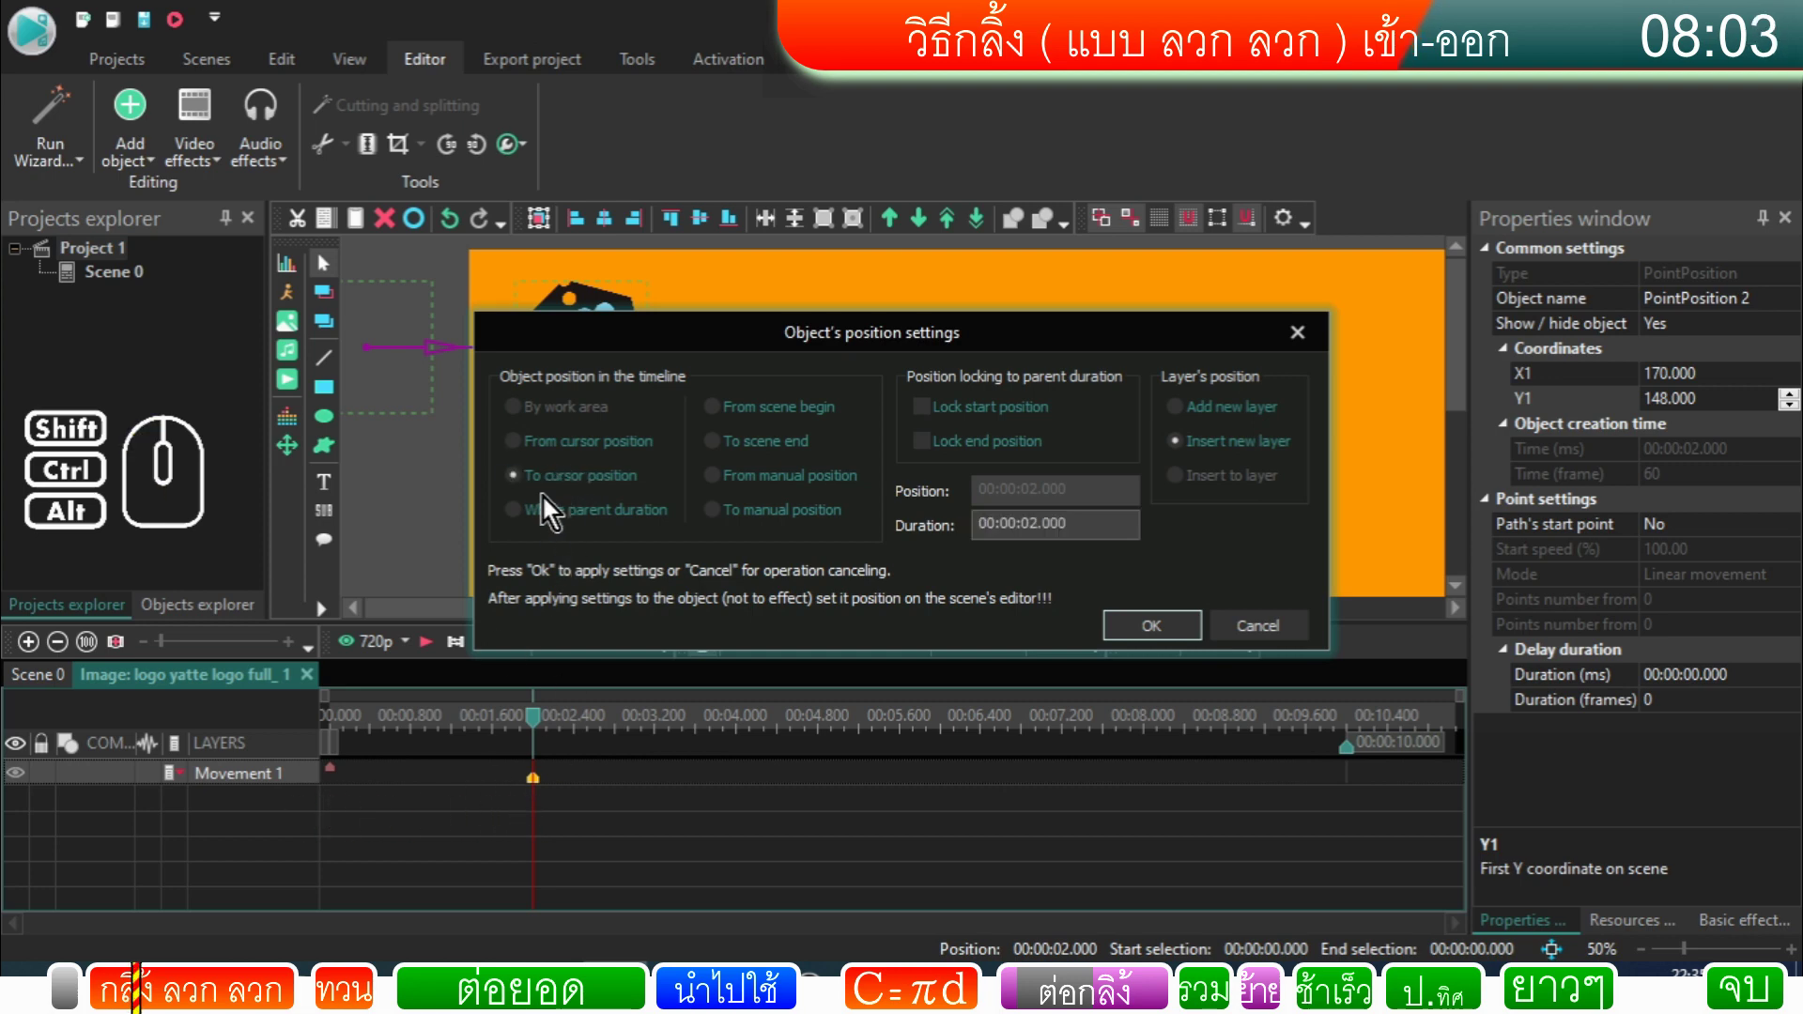
left_click(1176, 628)
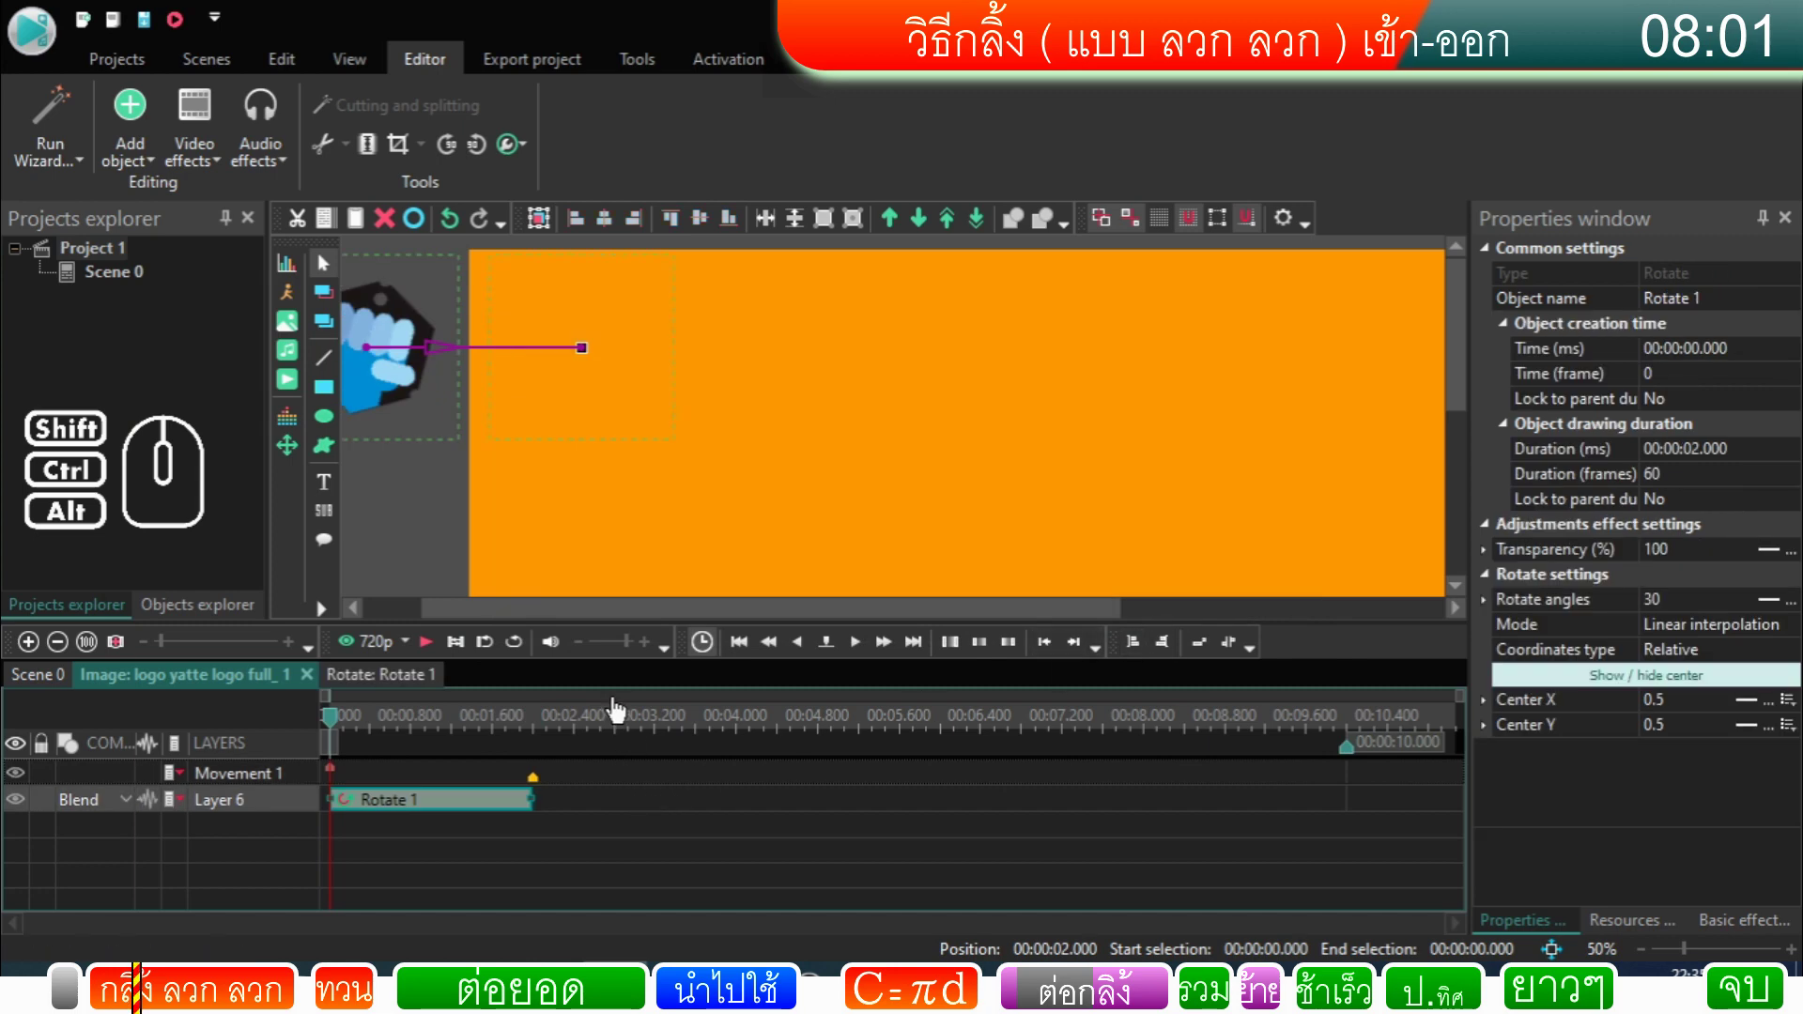
Step: Set Rotate 1 angles to 180; 360, preview the rolling logo and return to the scene start
left_click_drag(655, 625, 531, 617)
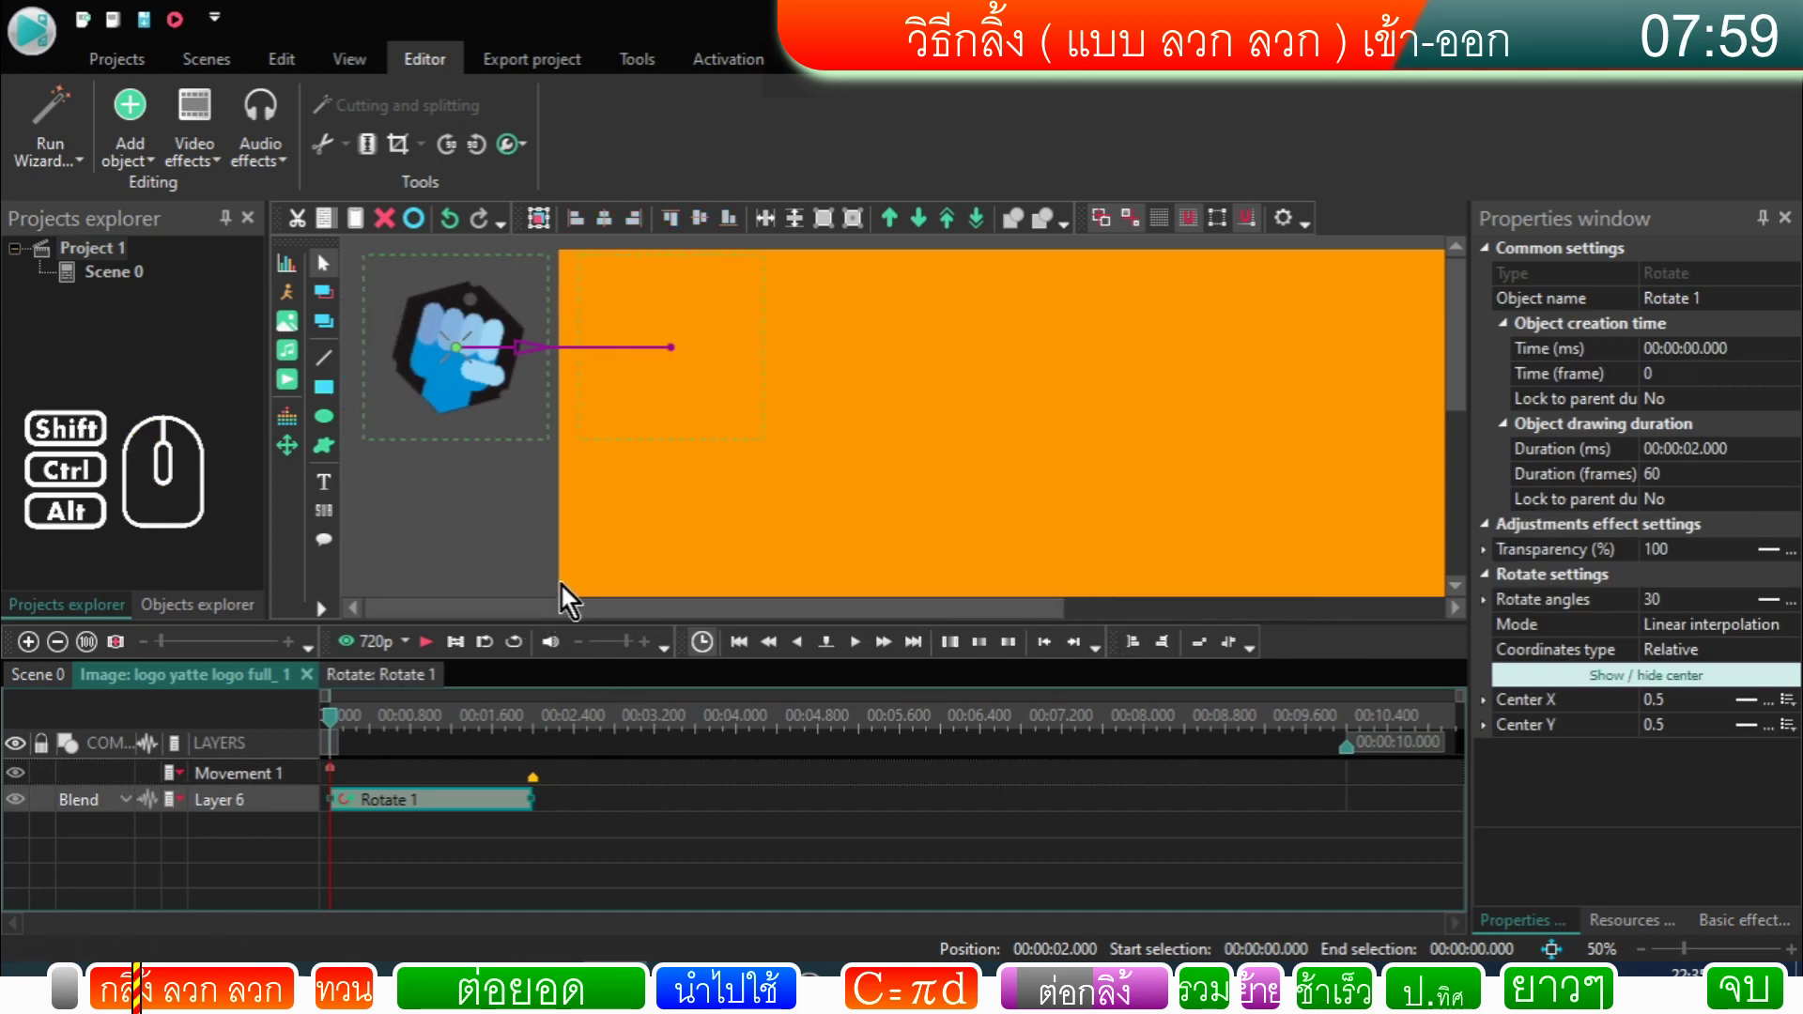
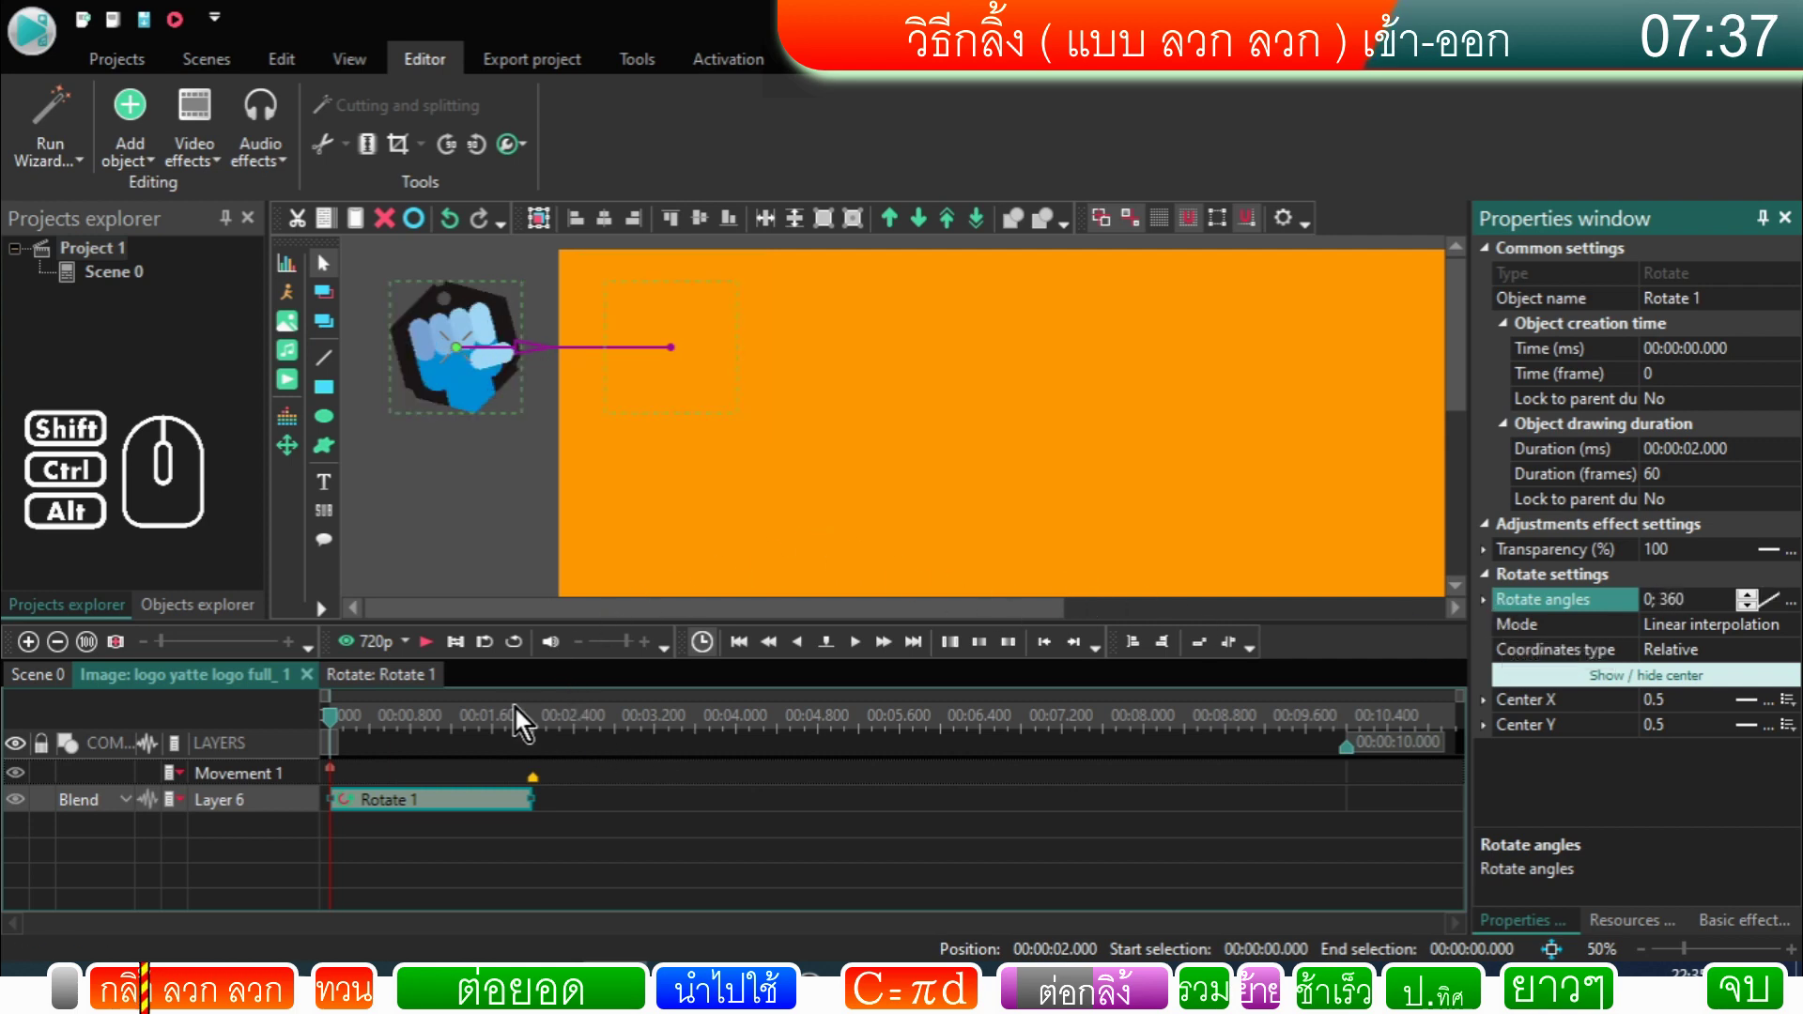
left_click(441, 659)
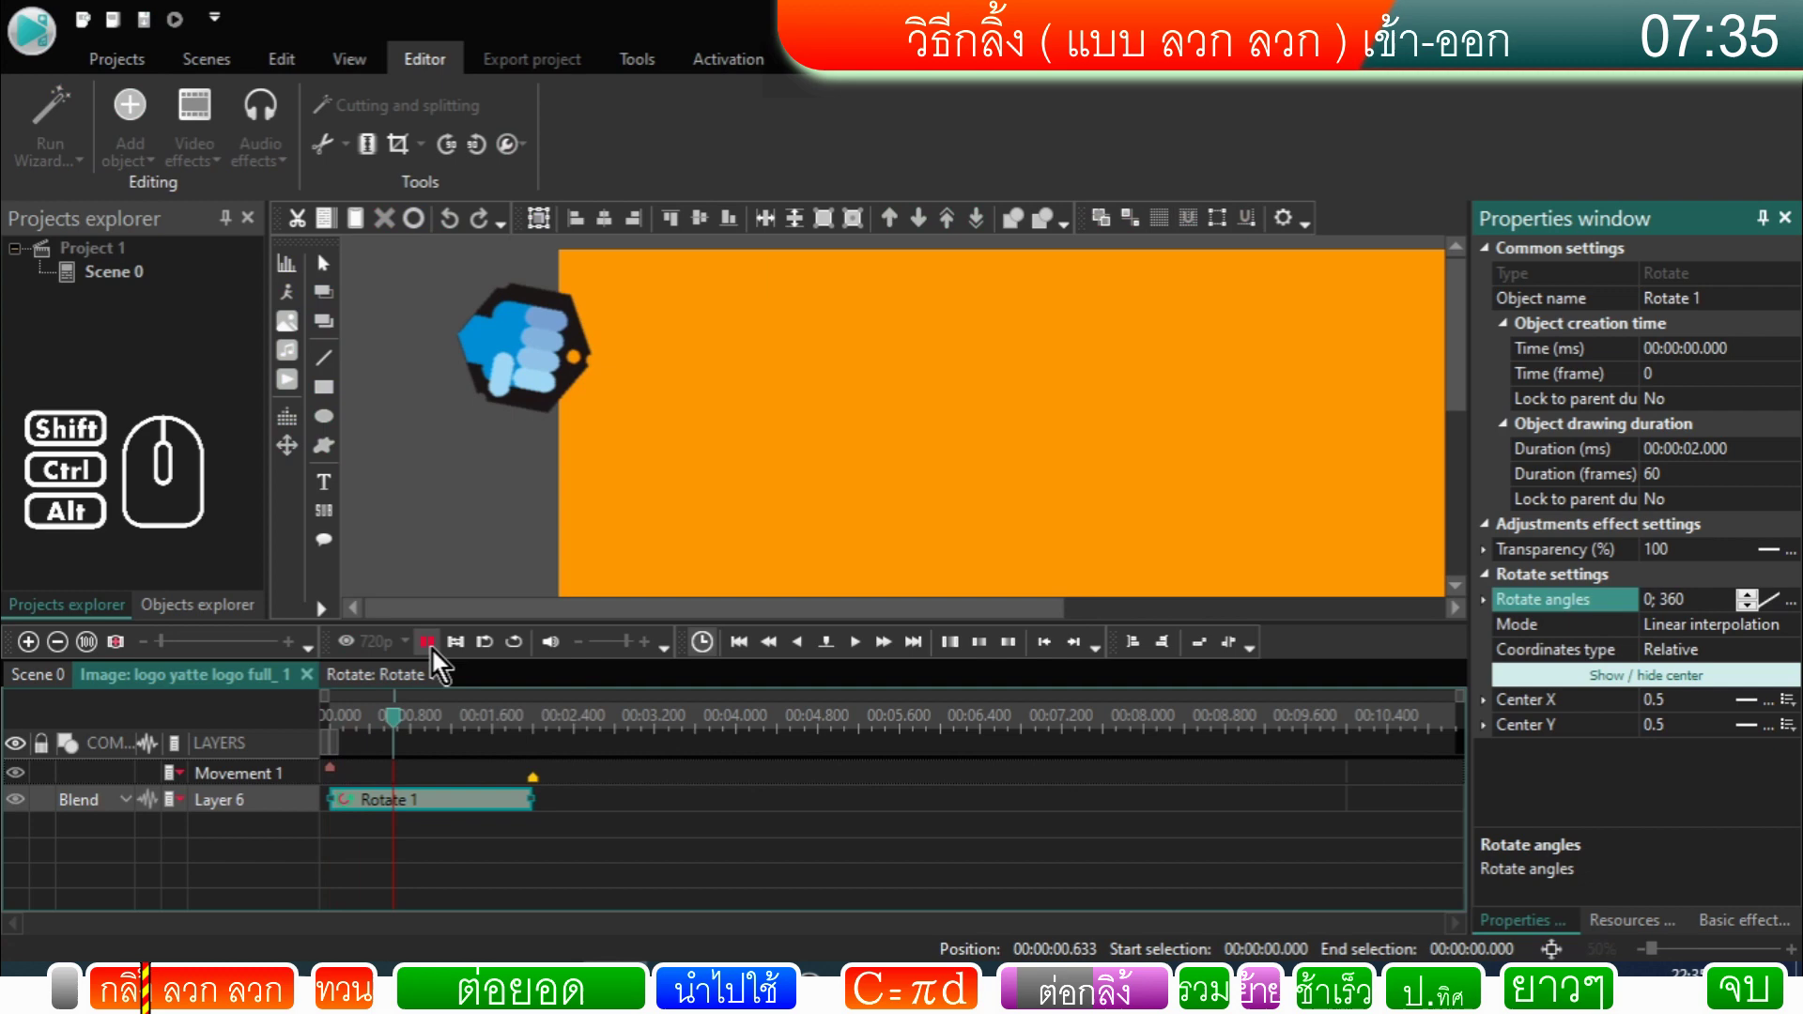
left_click(442, 659)
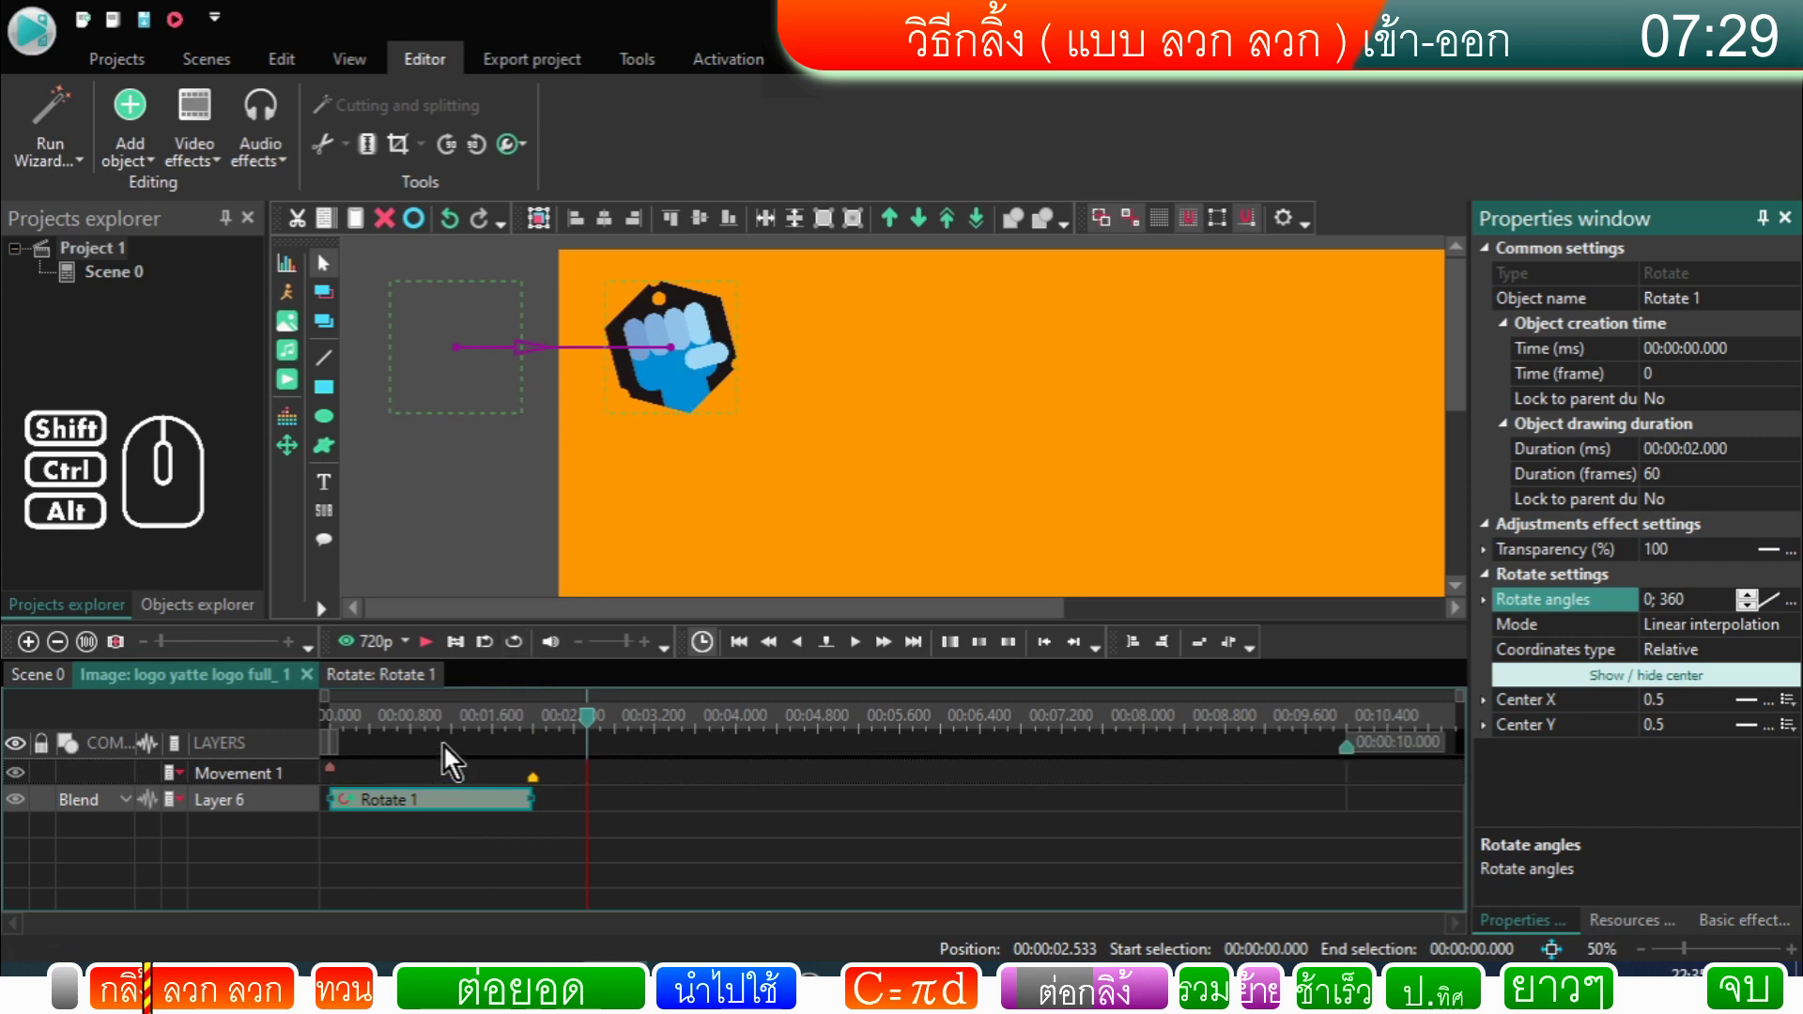
left_click(452, 726)
left_click_drag(451, 731, 331, 739)
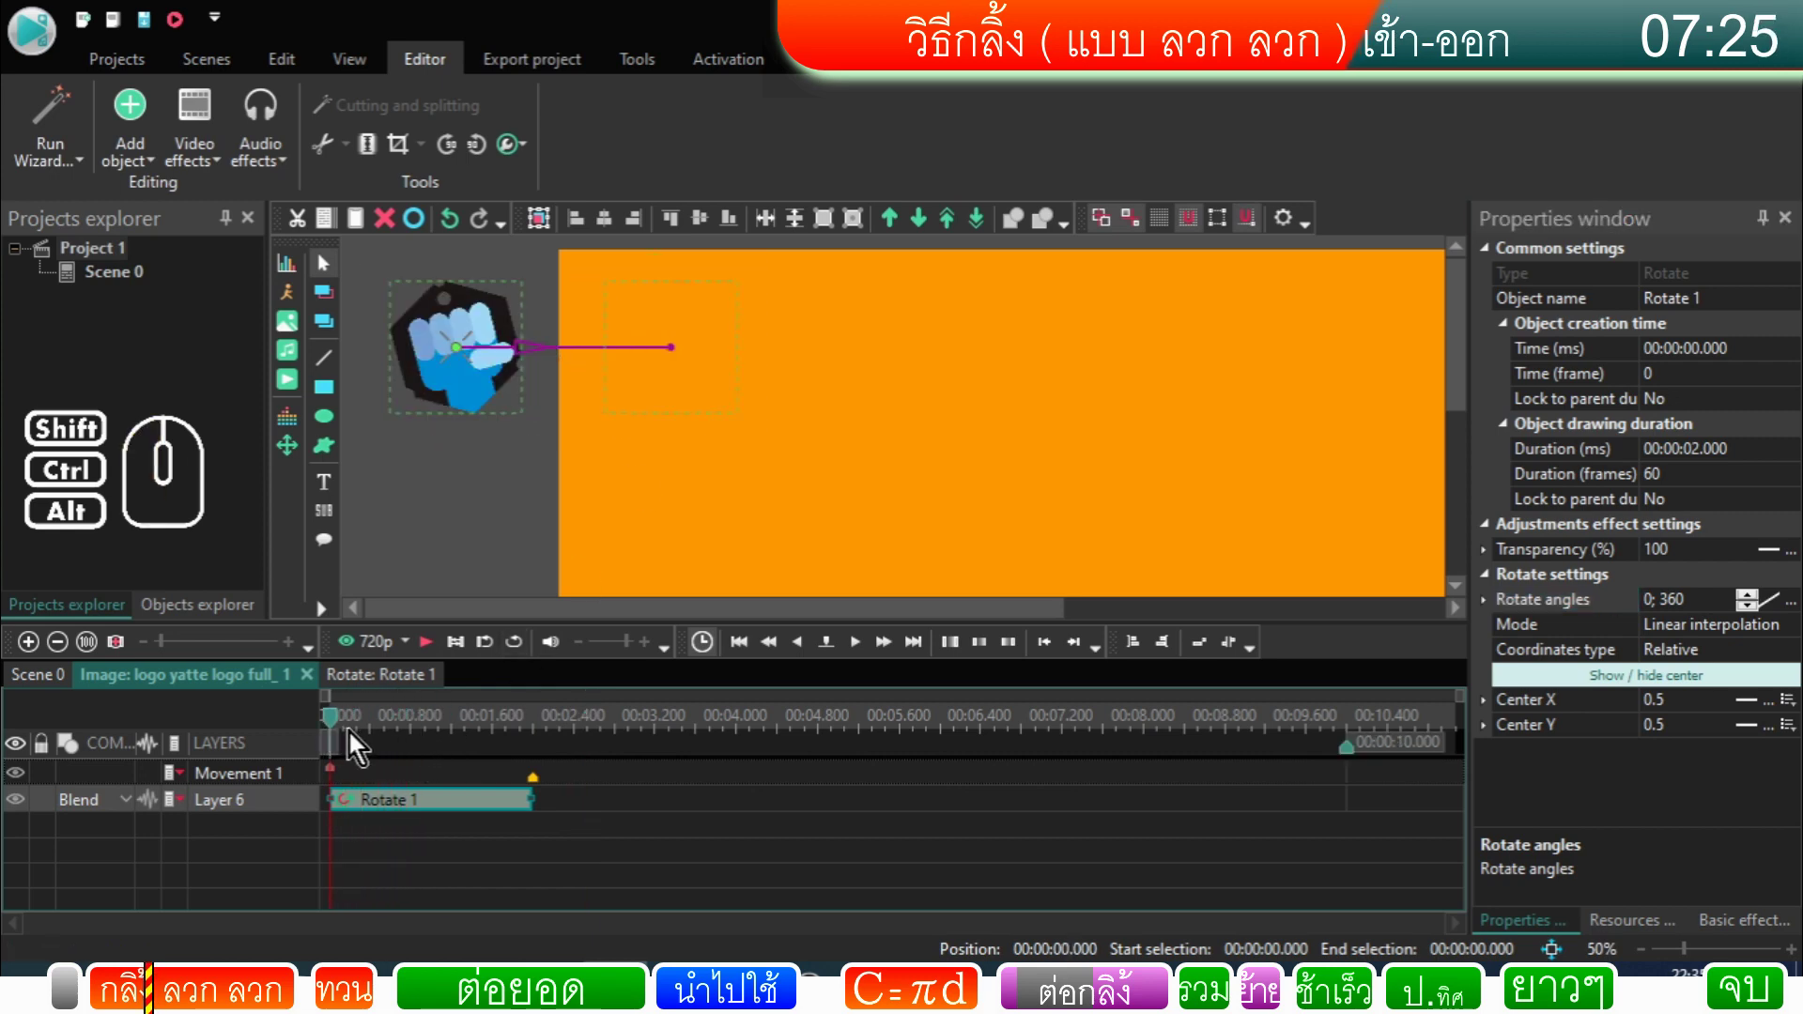
Step: Step the playhead through the animation to about 1.4 s to check the spin frame by frame
left_click(454, 731)
left_click(481, 730)
left_click(491, 729)
left_click(507, 728)
left_click(526, 731)
left_click(534, 731)
left_click(545, 731)
left_click_drag(546, 732, 475, 752)
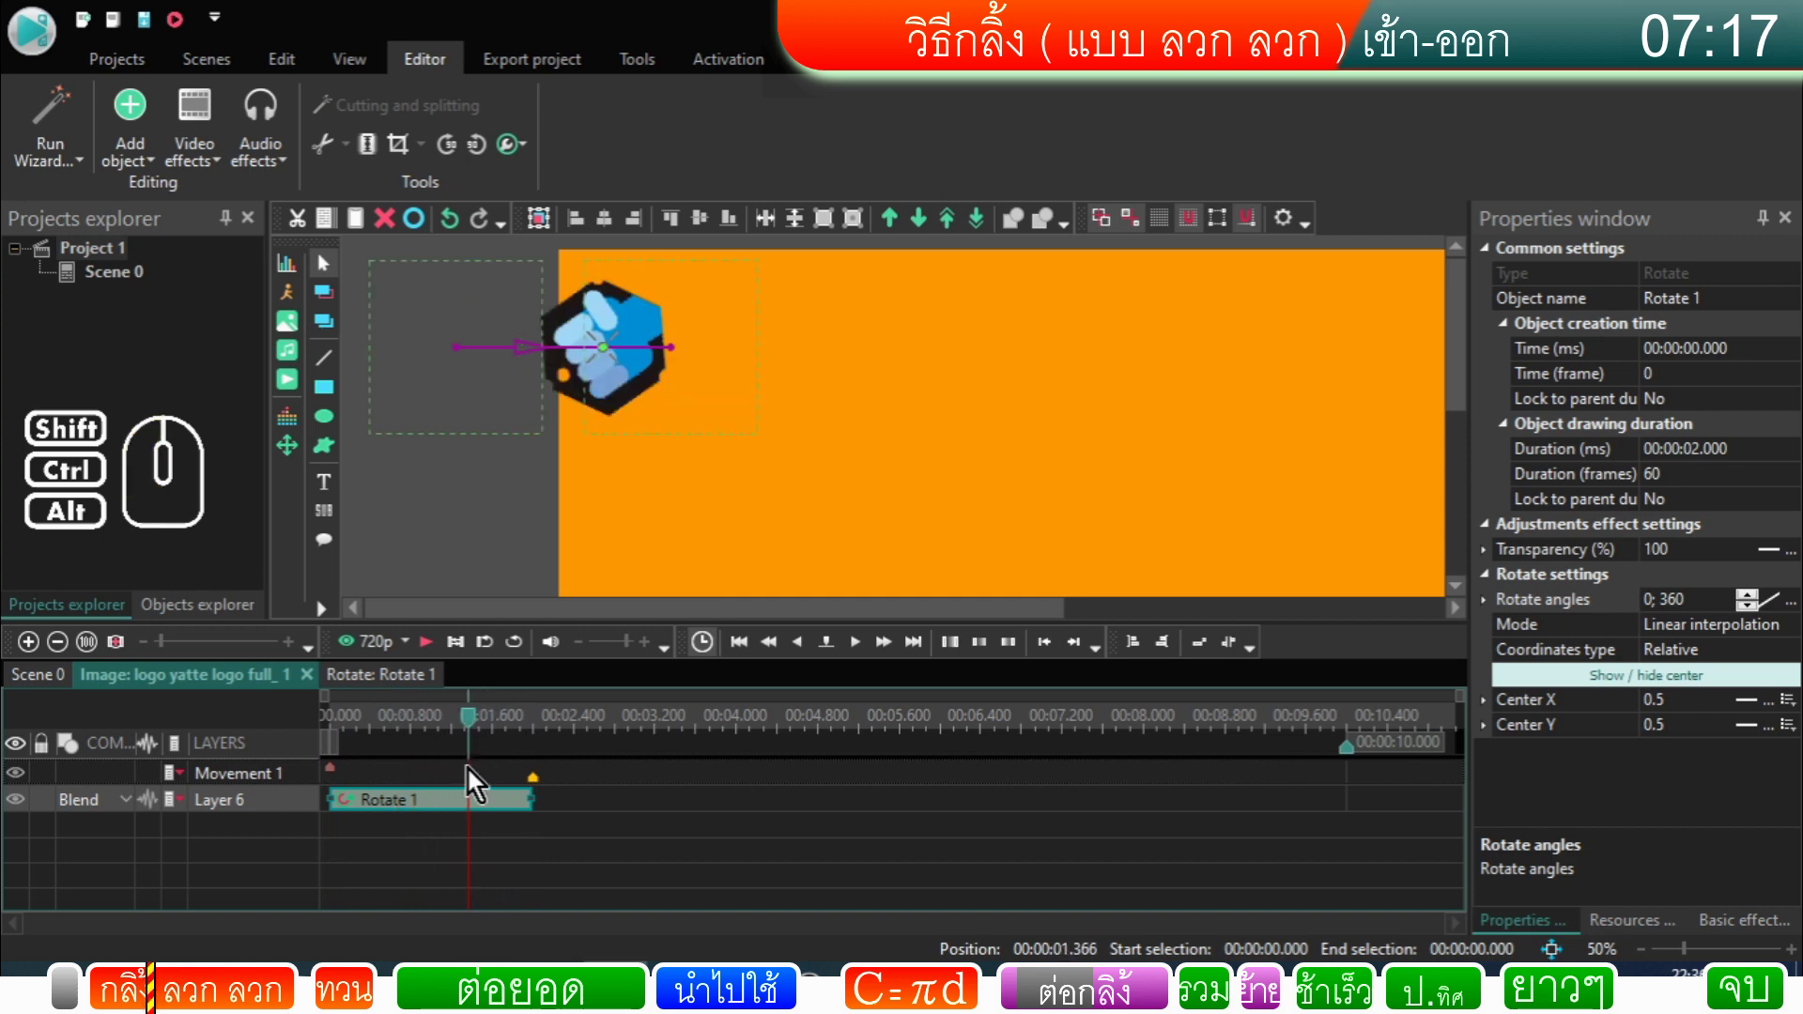
left_click(473, 810)
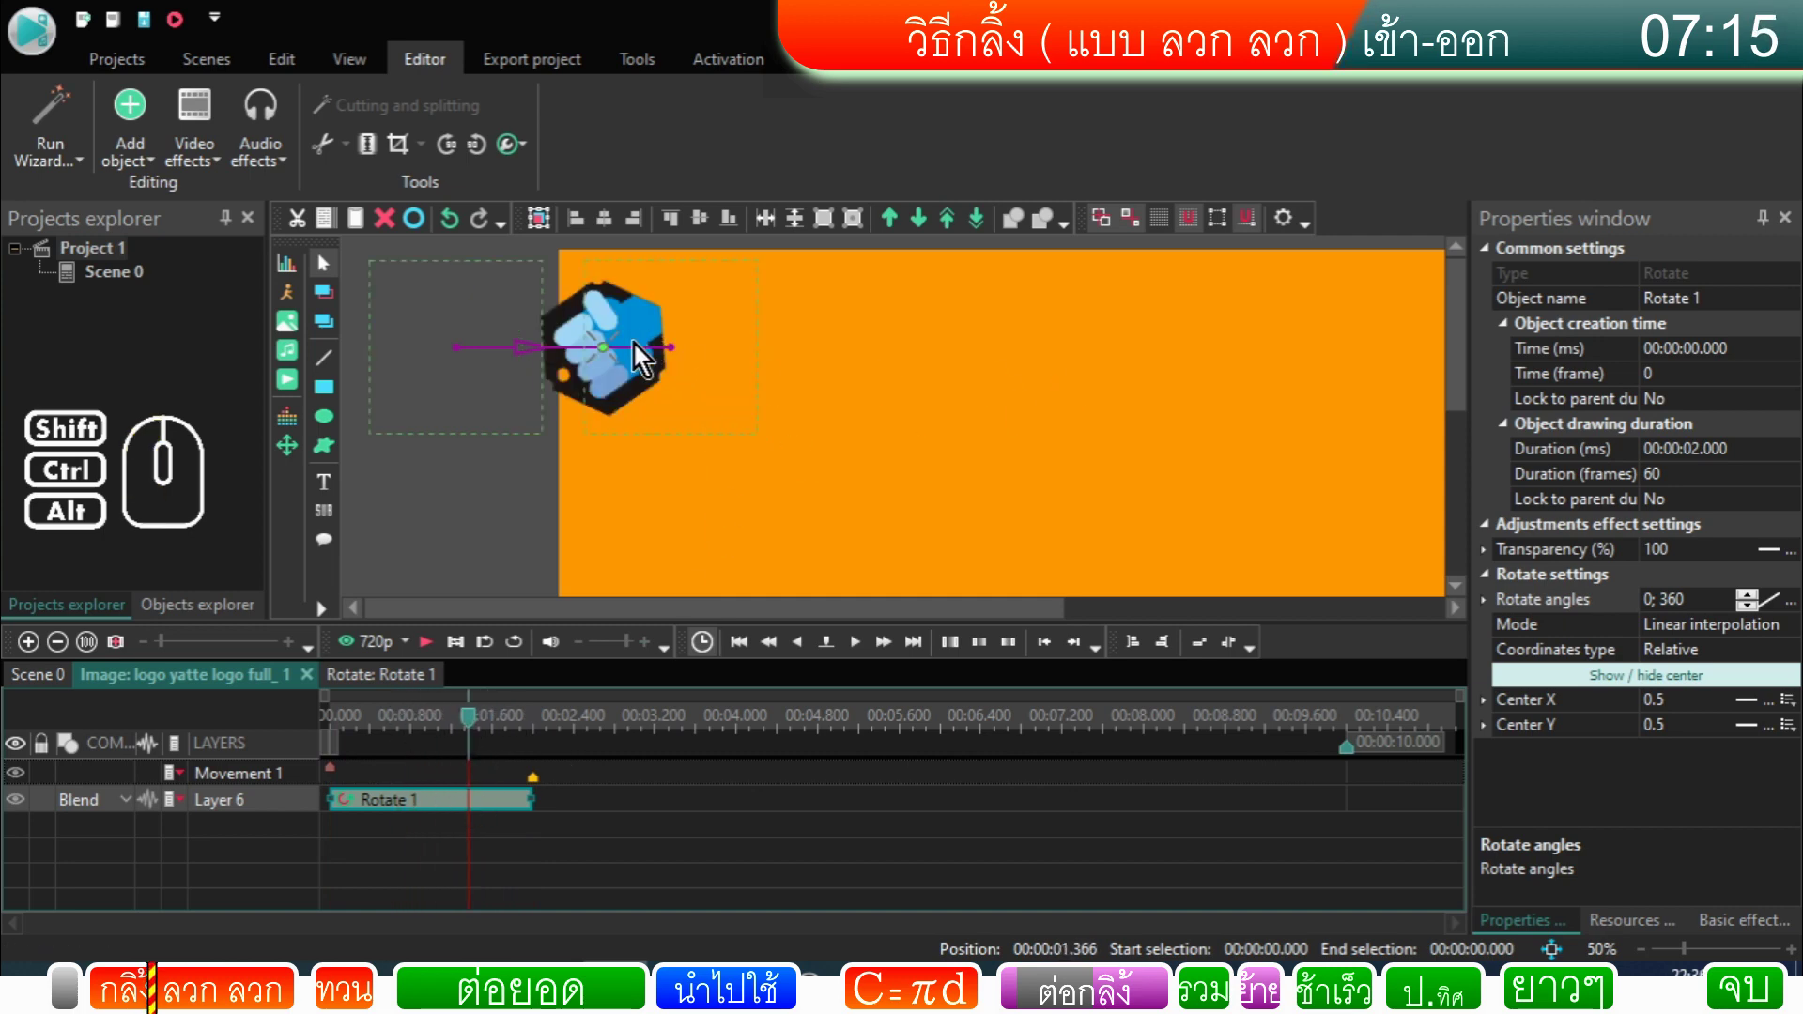
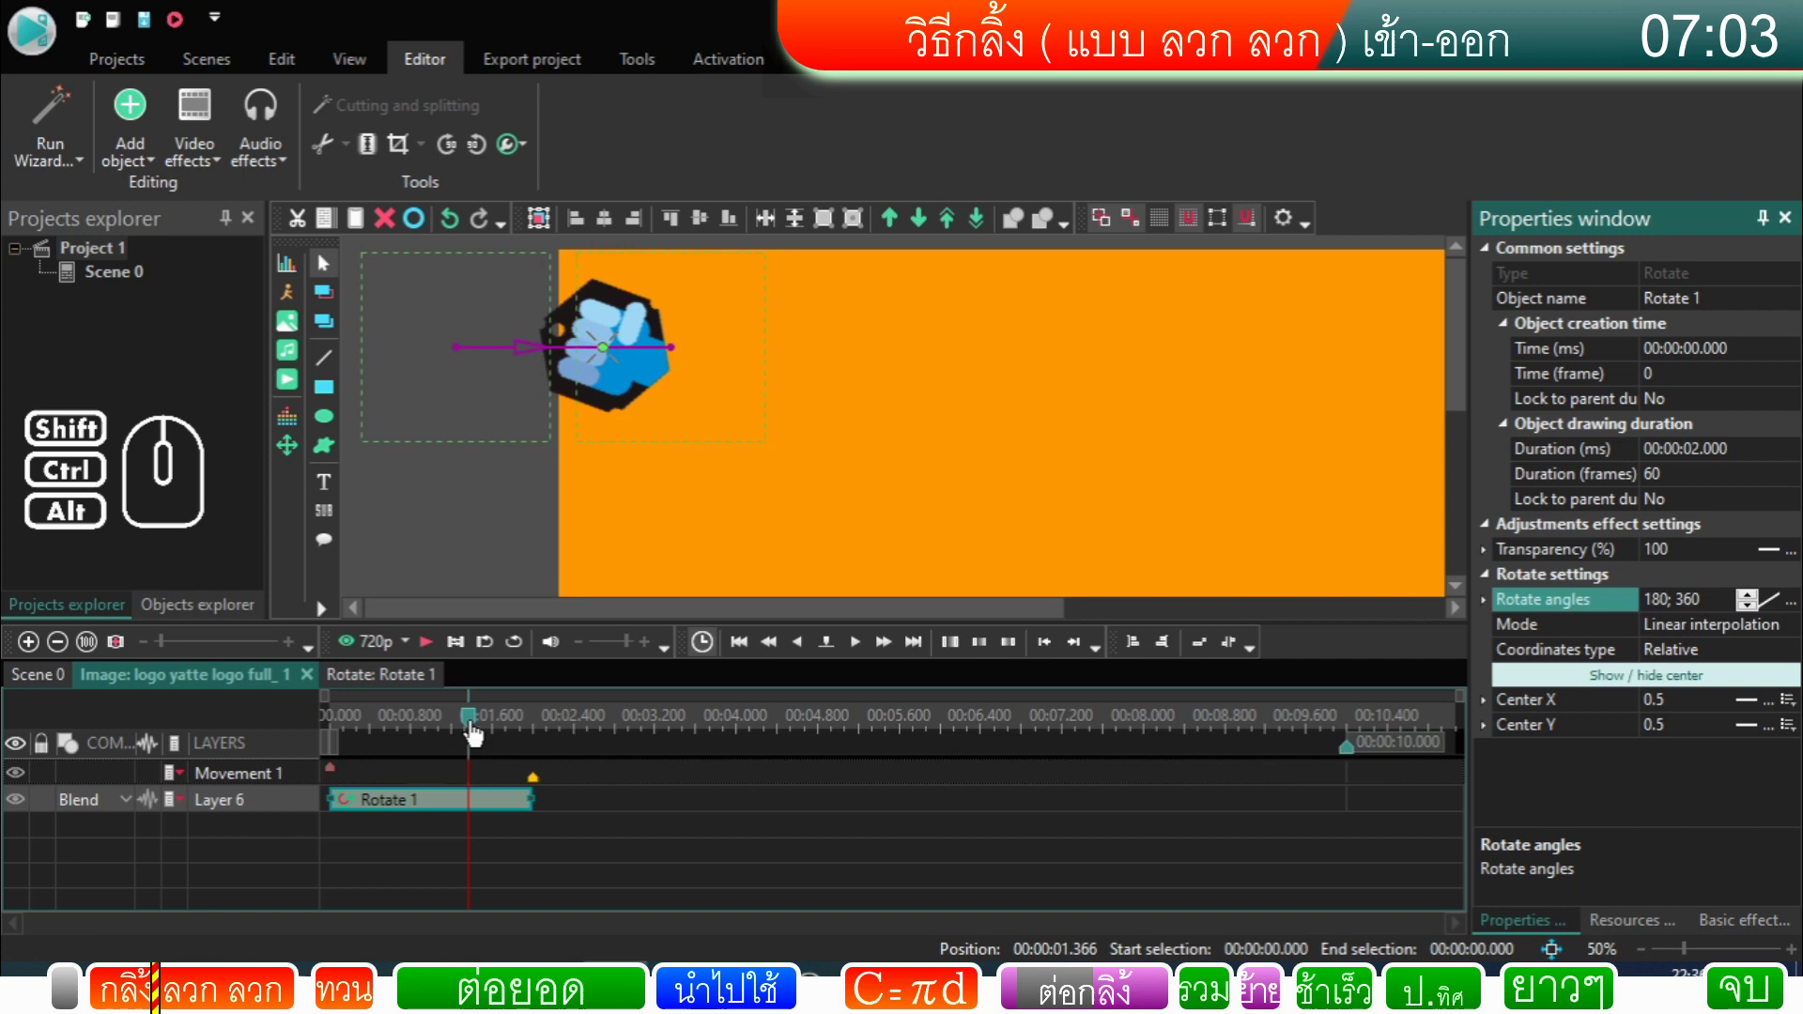
left_click_drag(474, 732, 345, 729)
Step: Play the scene to preview the roll, jump back earlier, and play it again
left_click(439, 653)
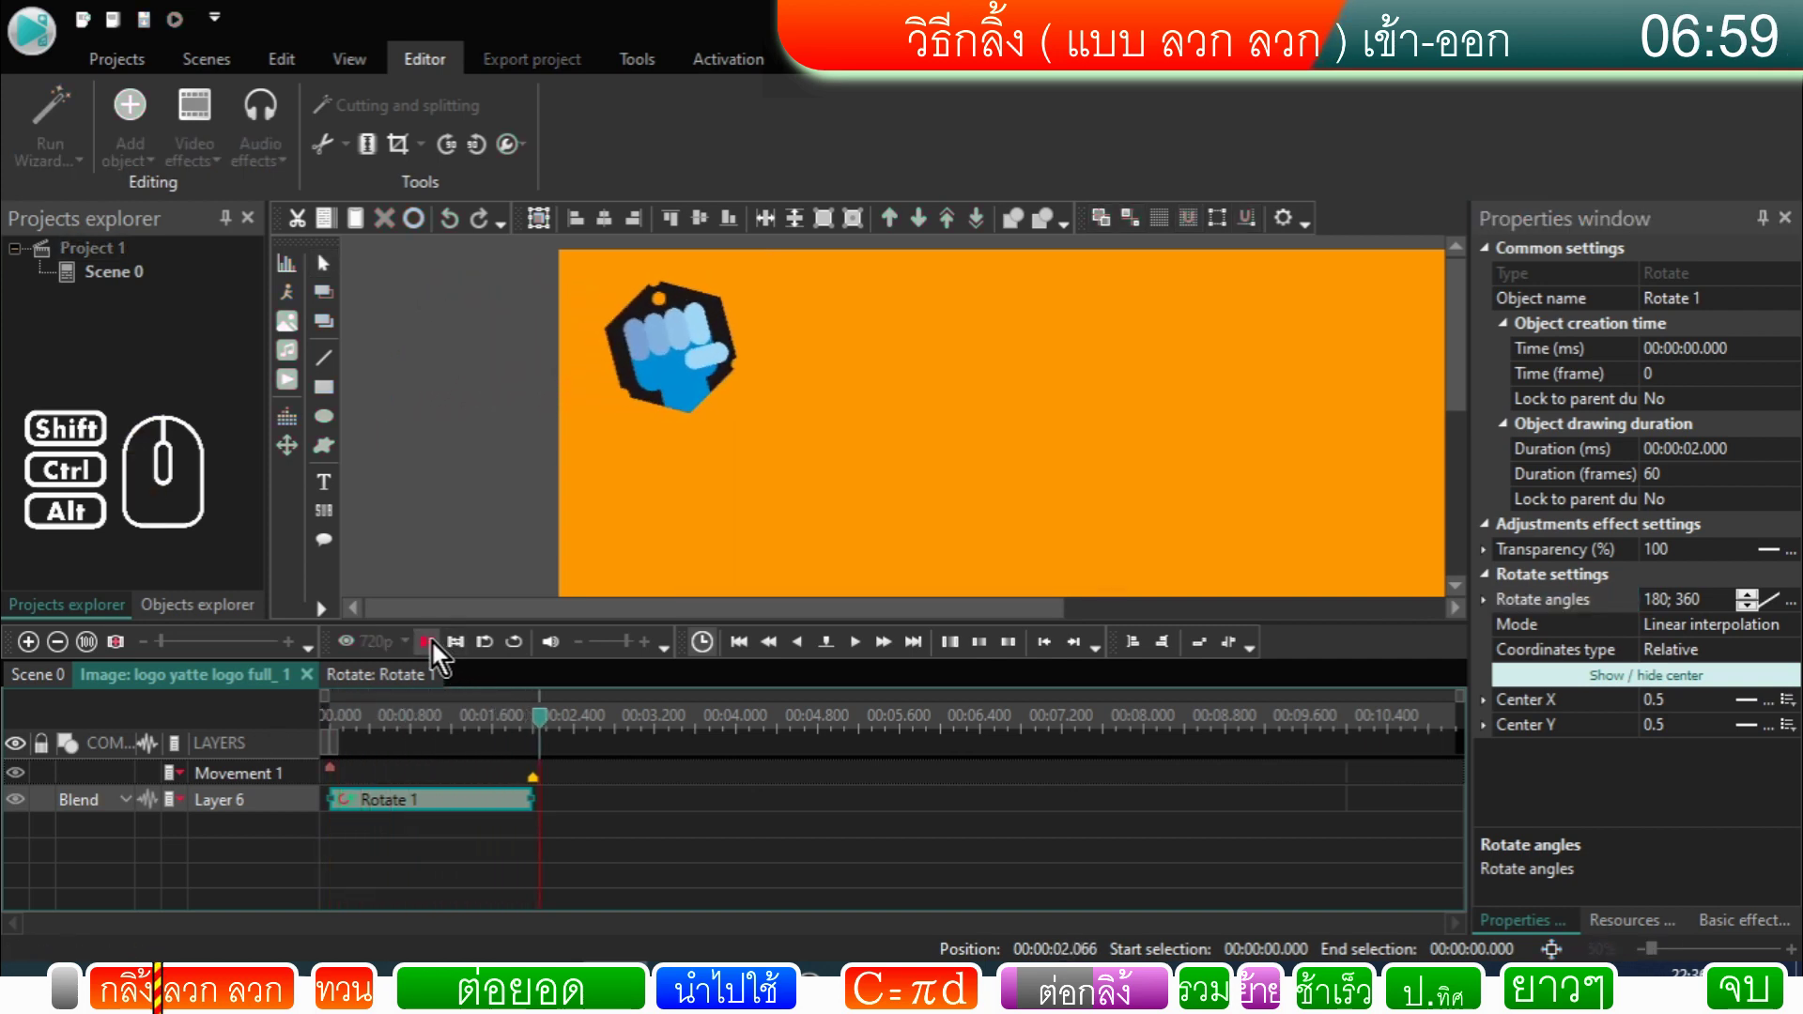
left_click(438, 652)
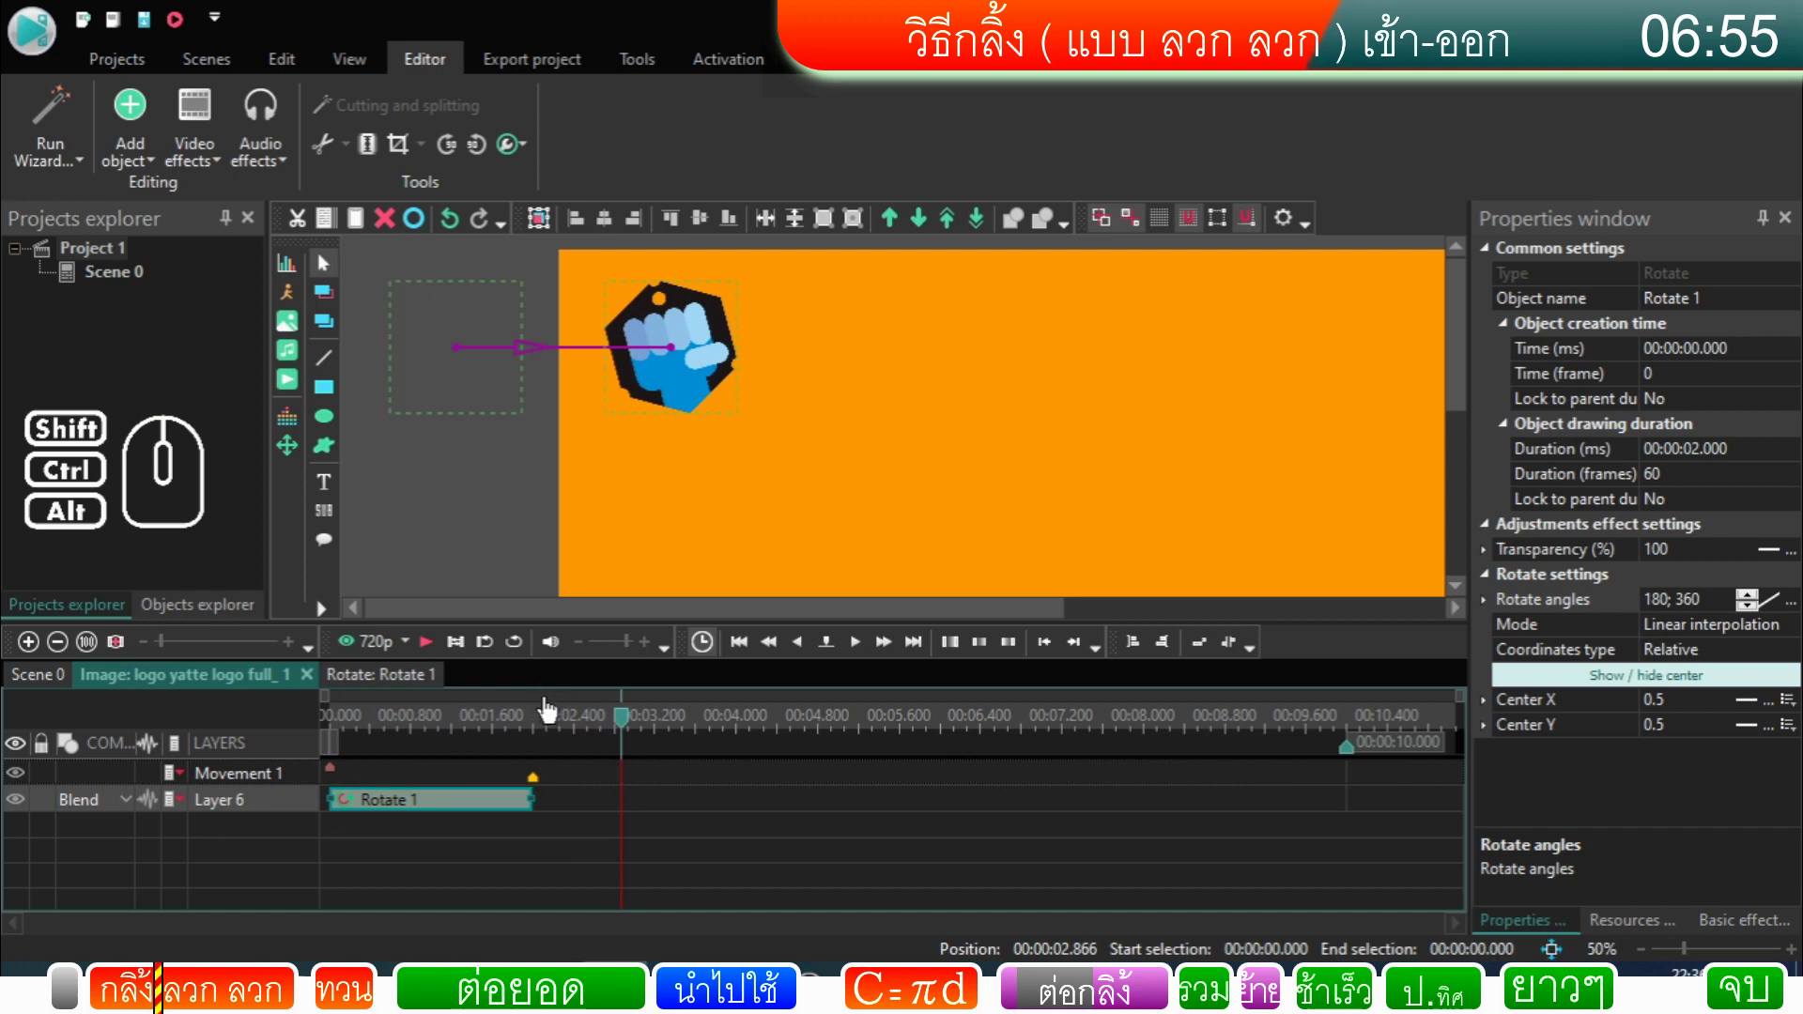
left_click(516, 723)
left_click_drag(512, 726, 308, 741)
left_click(446, 656)
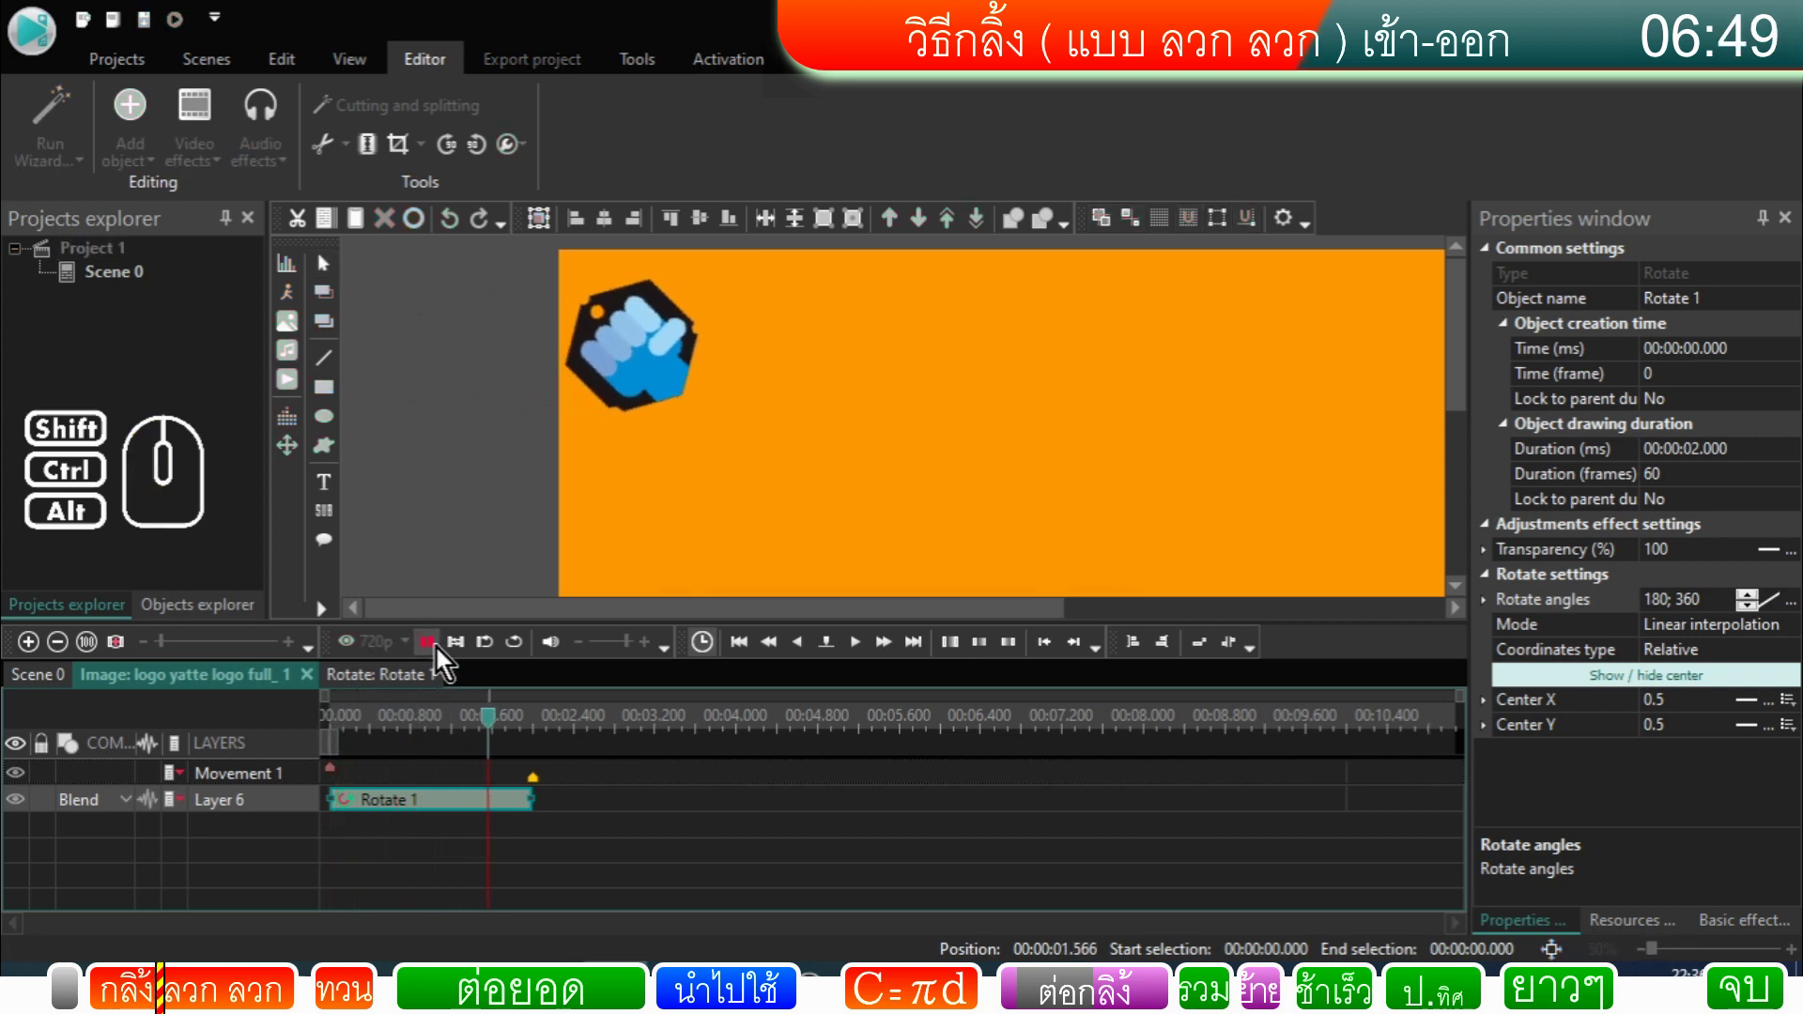
Step: Expand Rotate angles to reveal the spin's Initial value 180 and Final value 360
left_click(445, 657)
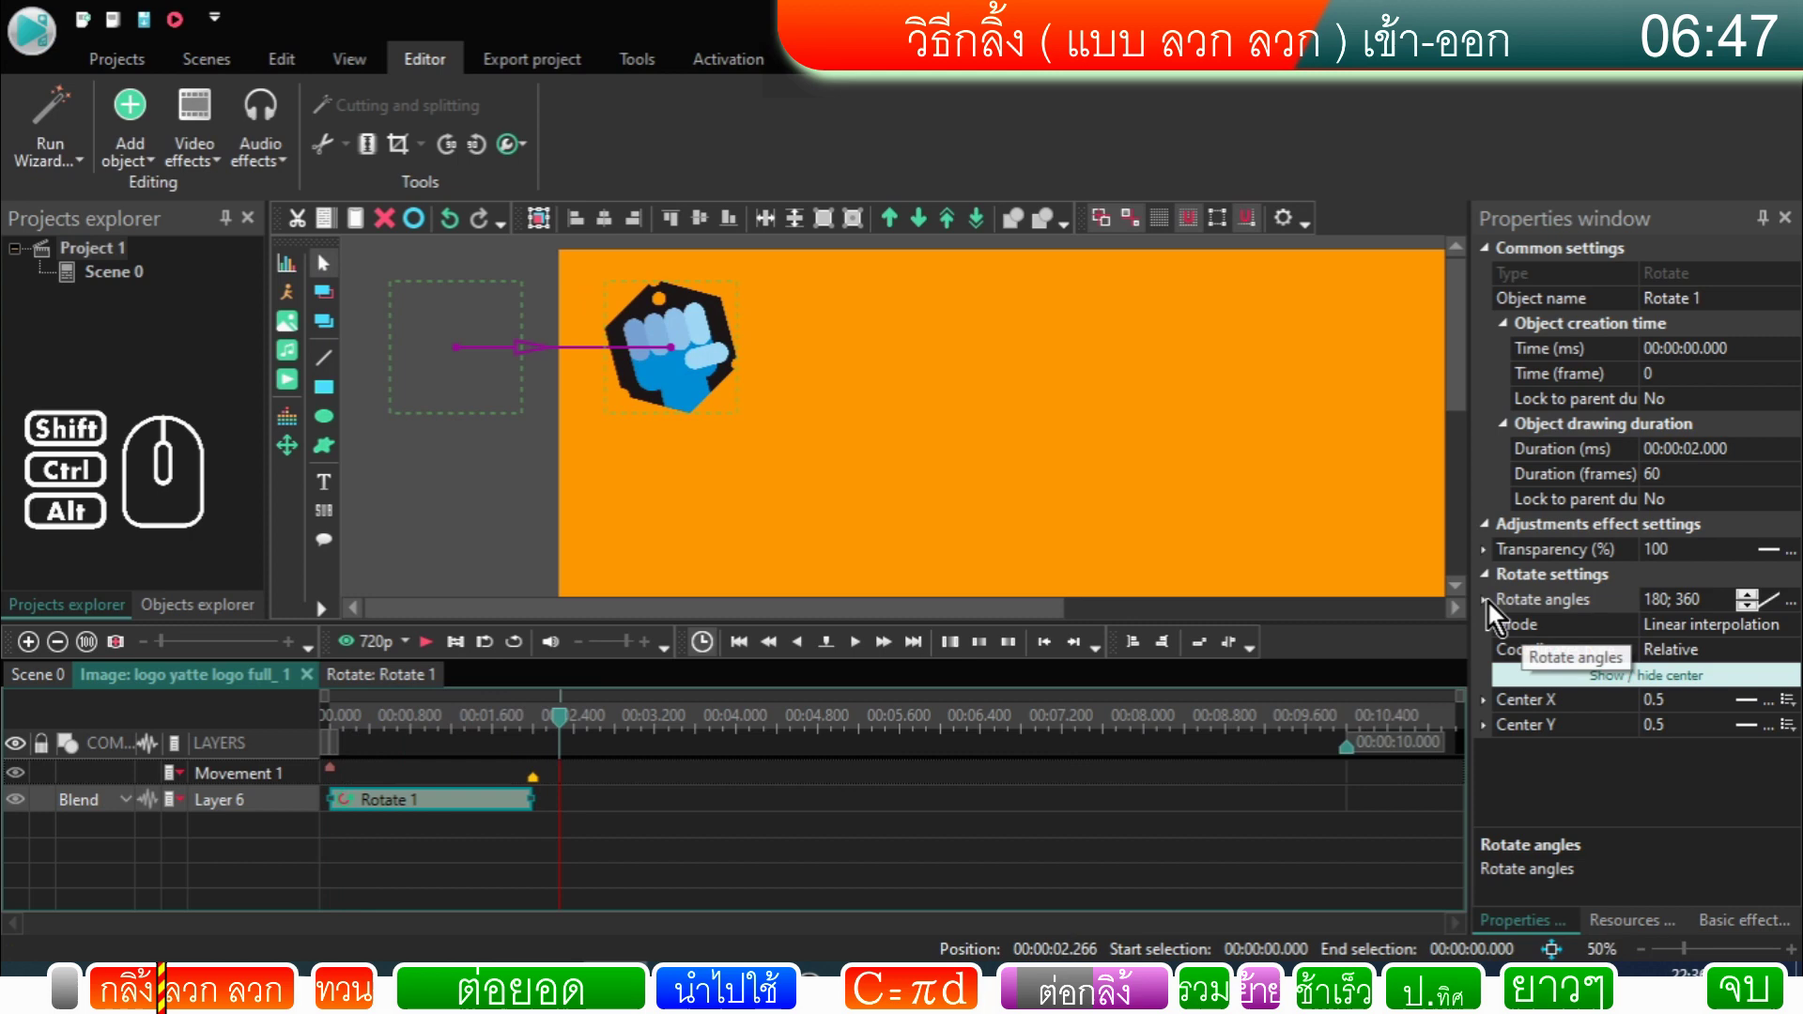
left_click(1495, 614)
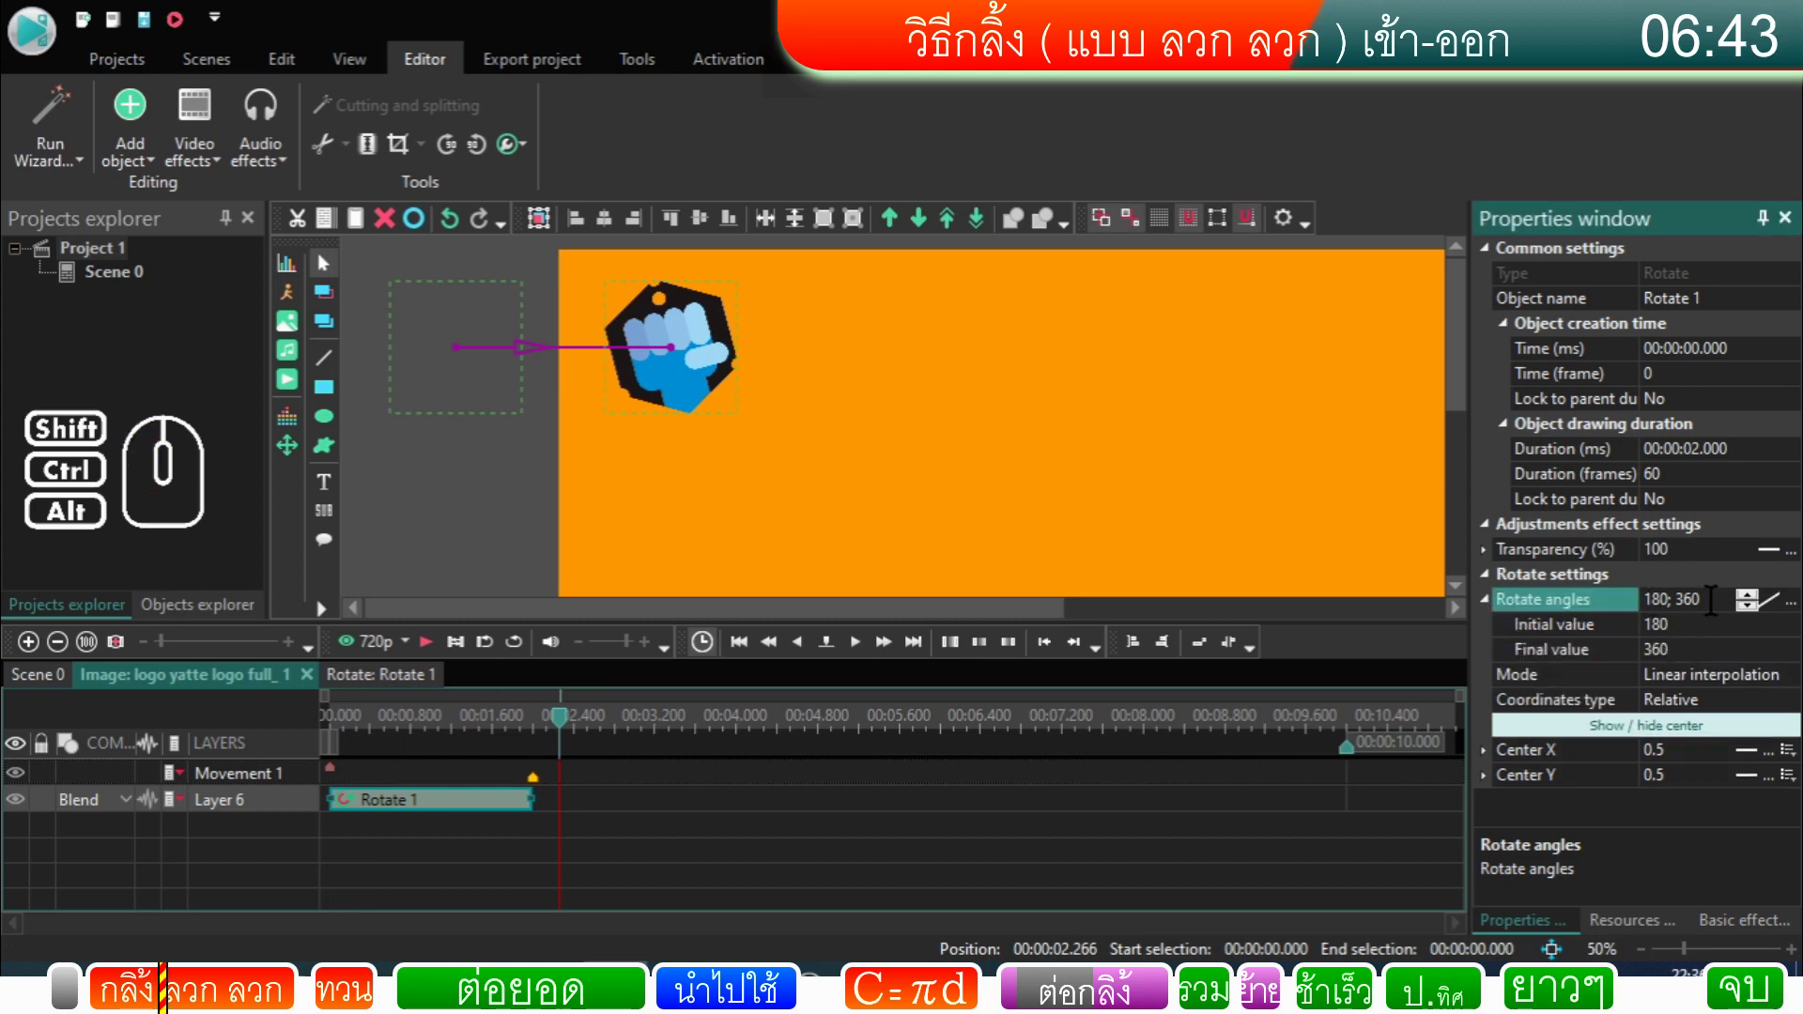
left_click(1683, 635)
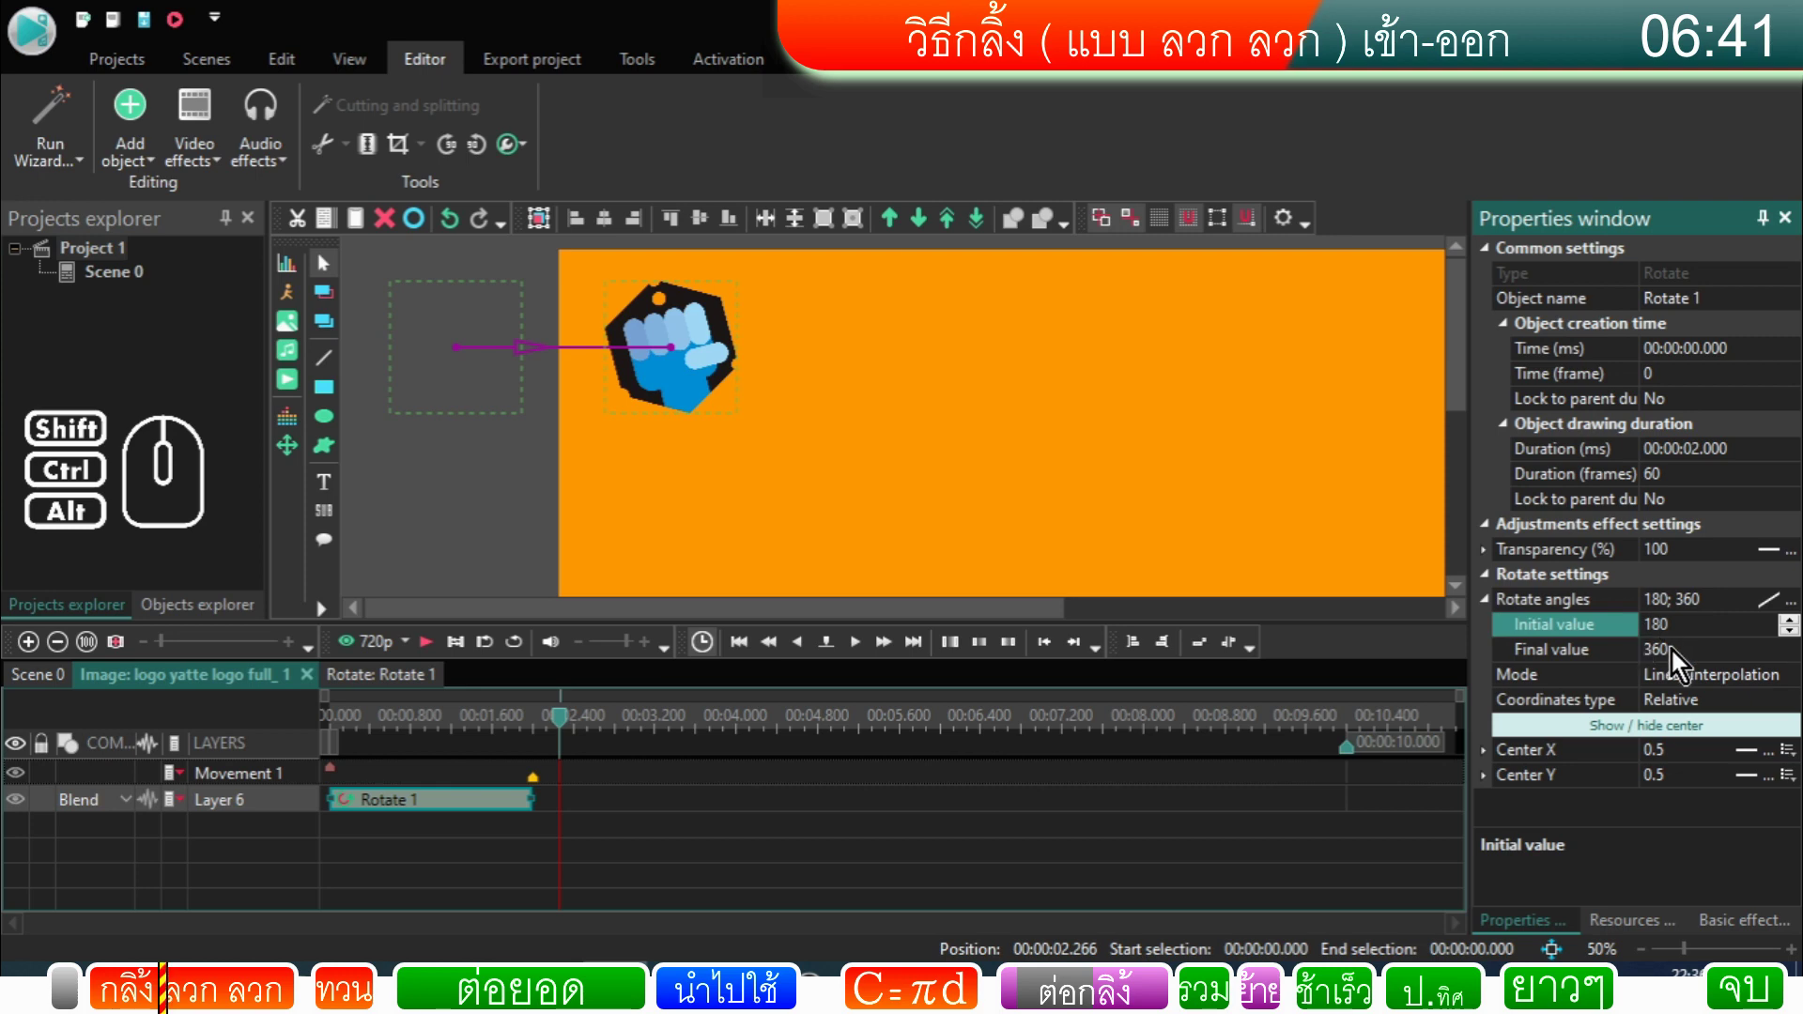
left_click(1675, 656)
left_click(1680, 637)
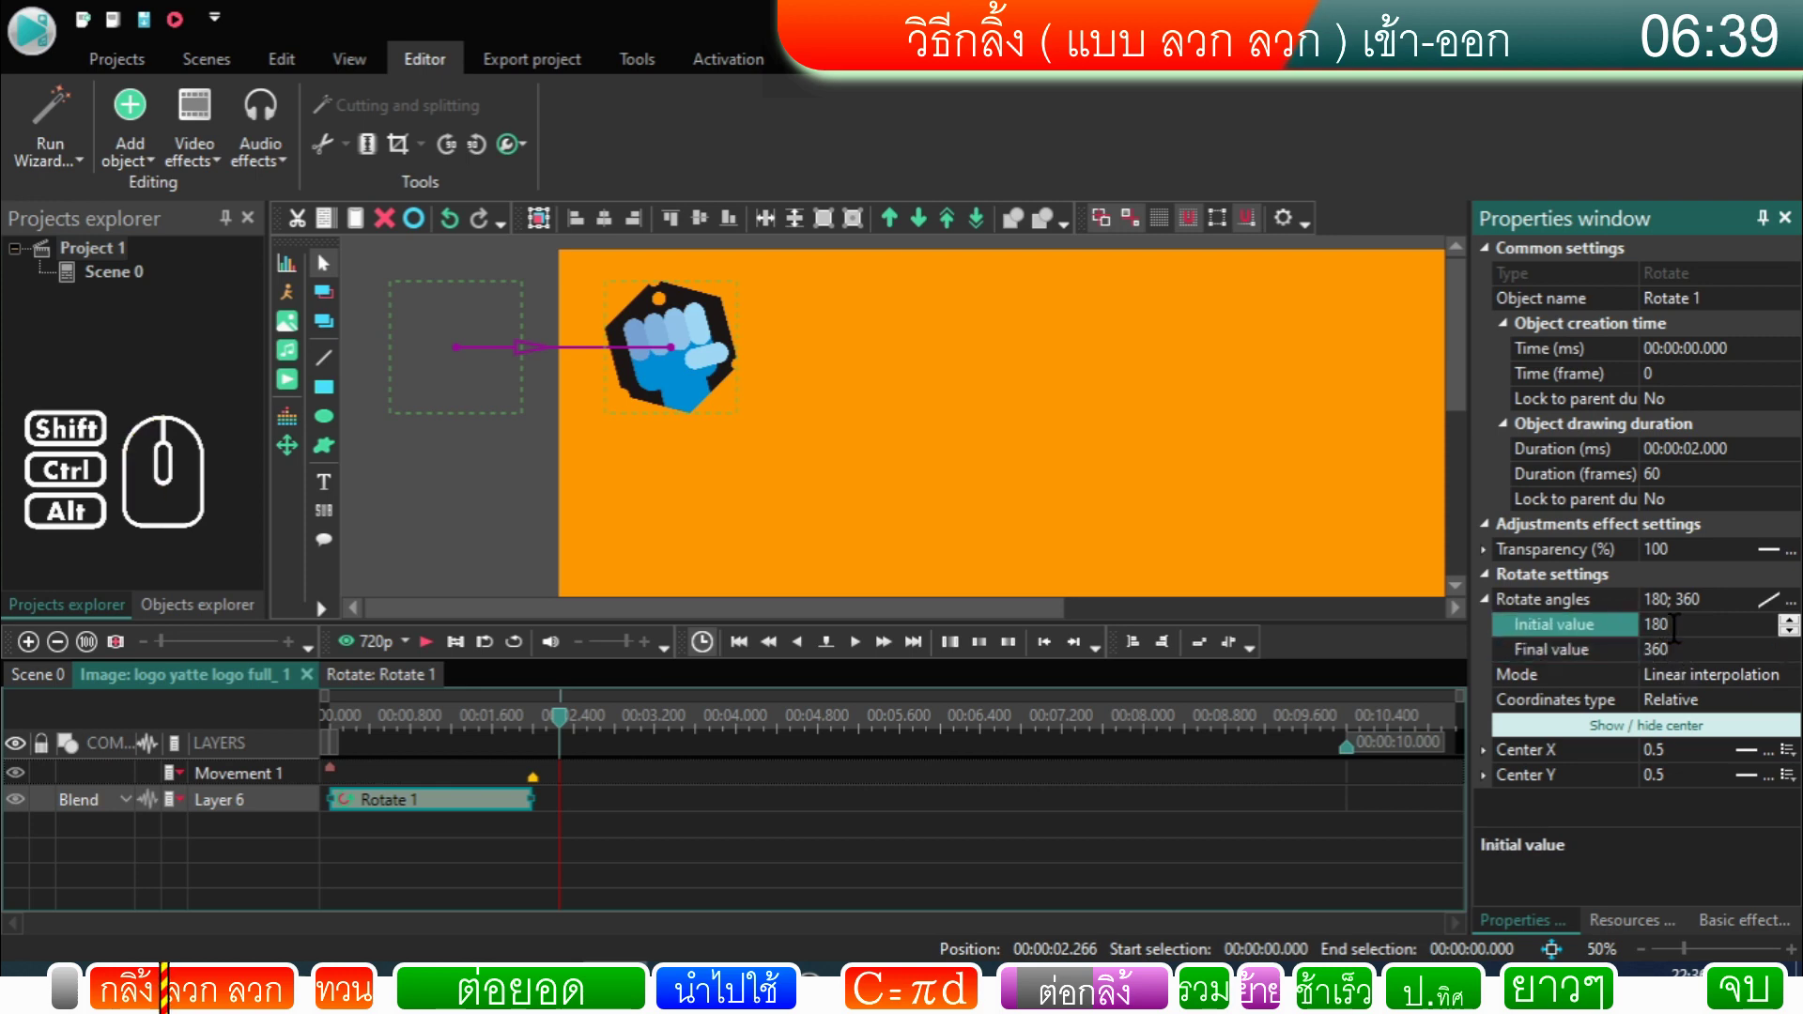
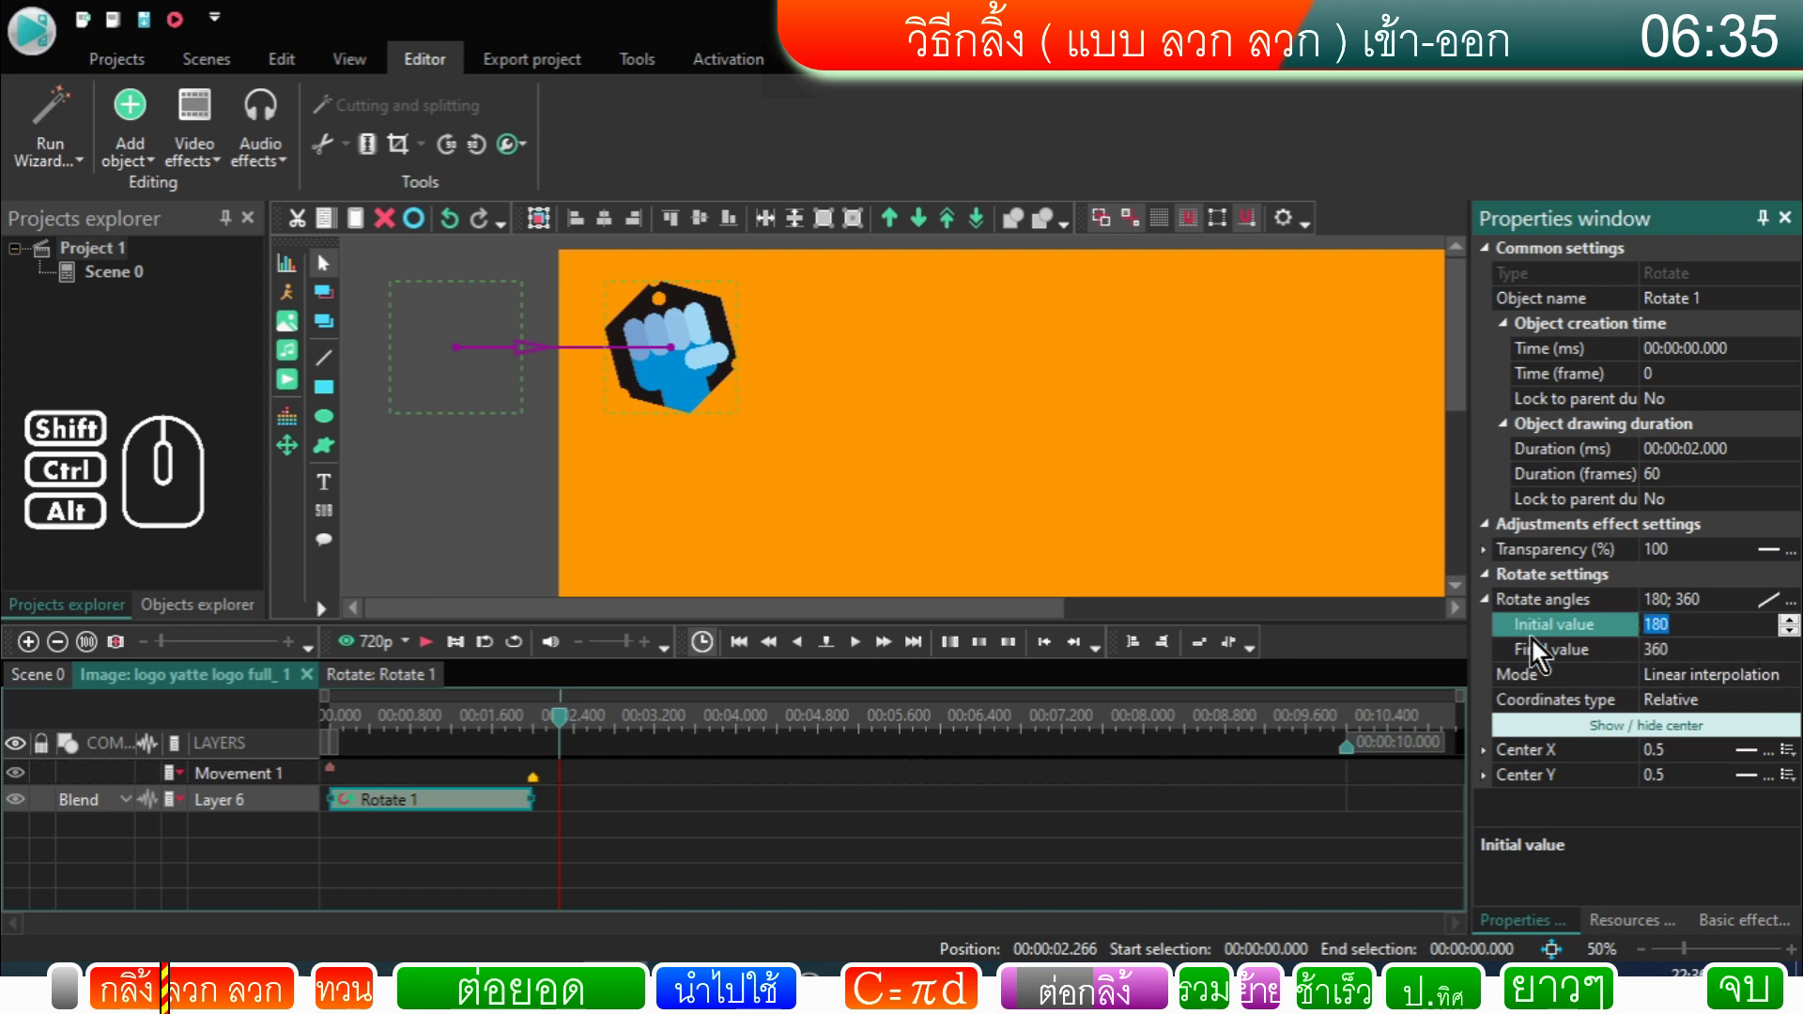
Step: Replay the logo's rolling slide-in from the start, stopping just after three seconds
left_click(567, 728)
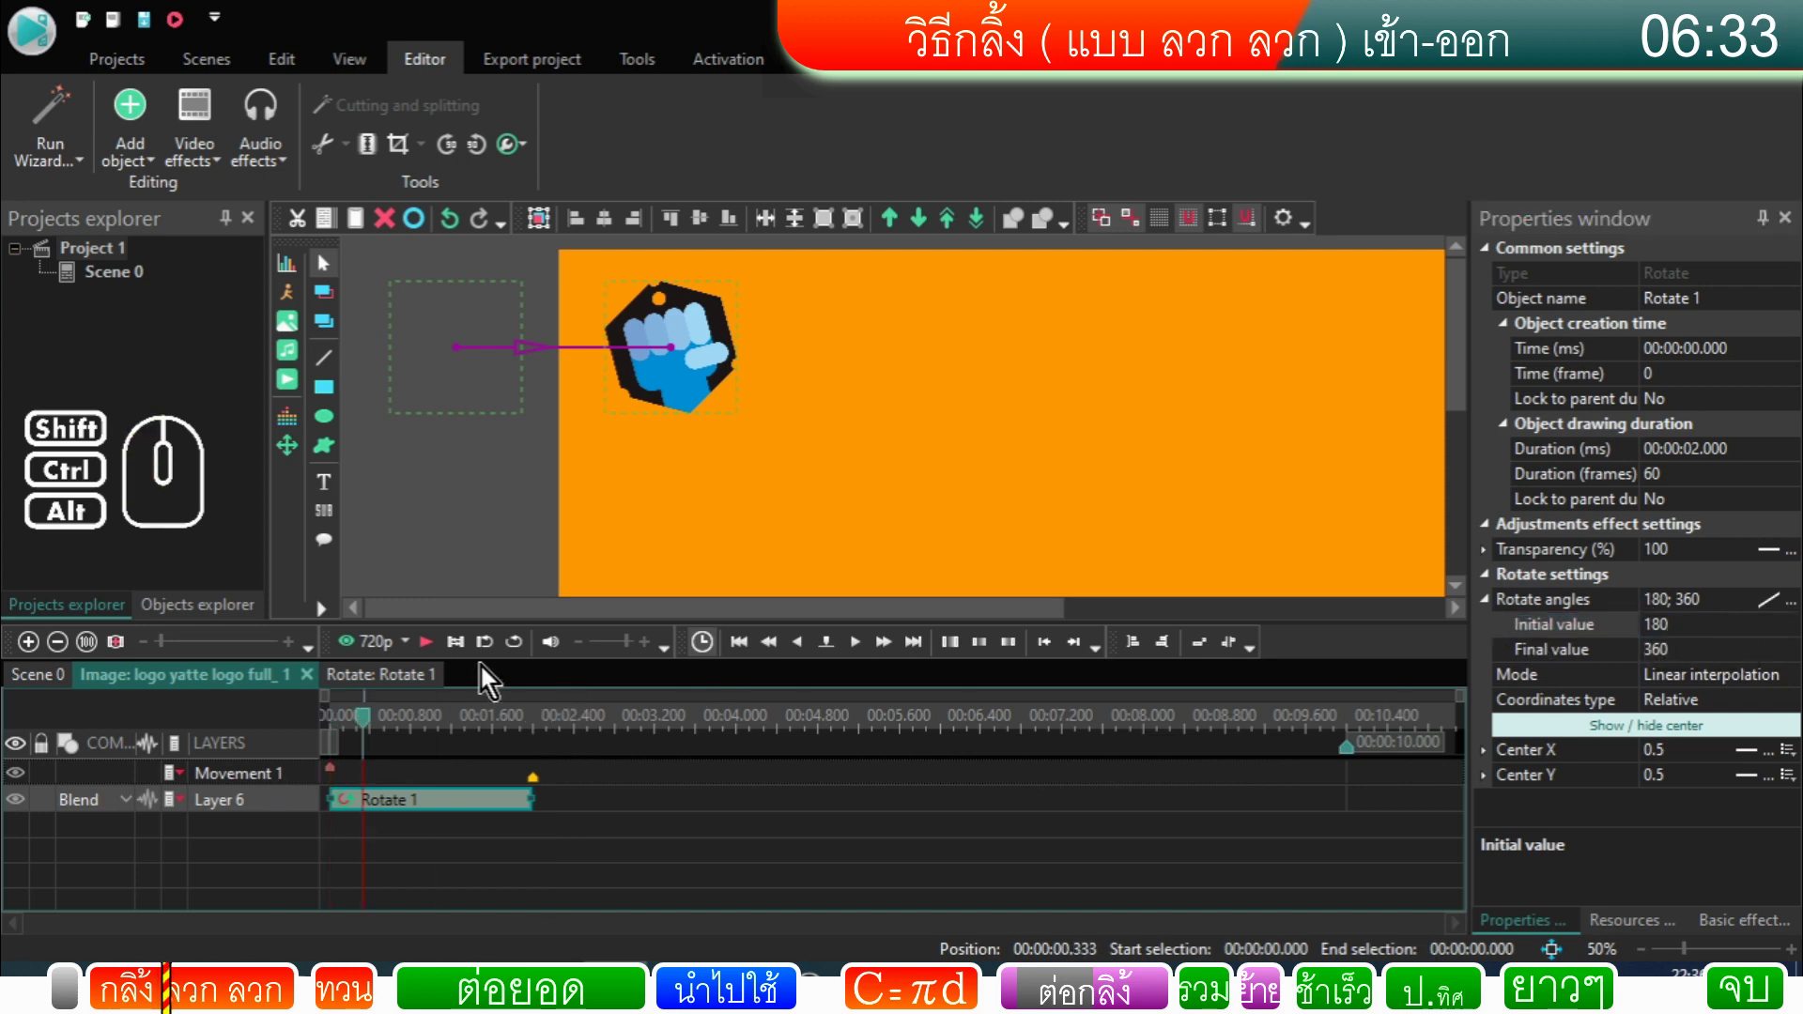
left_click(426, 653)
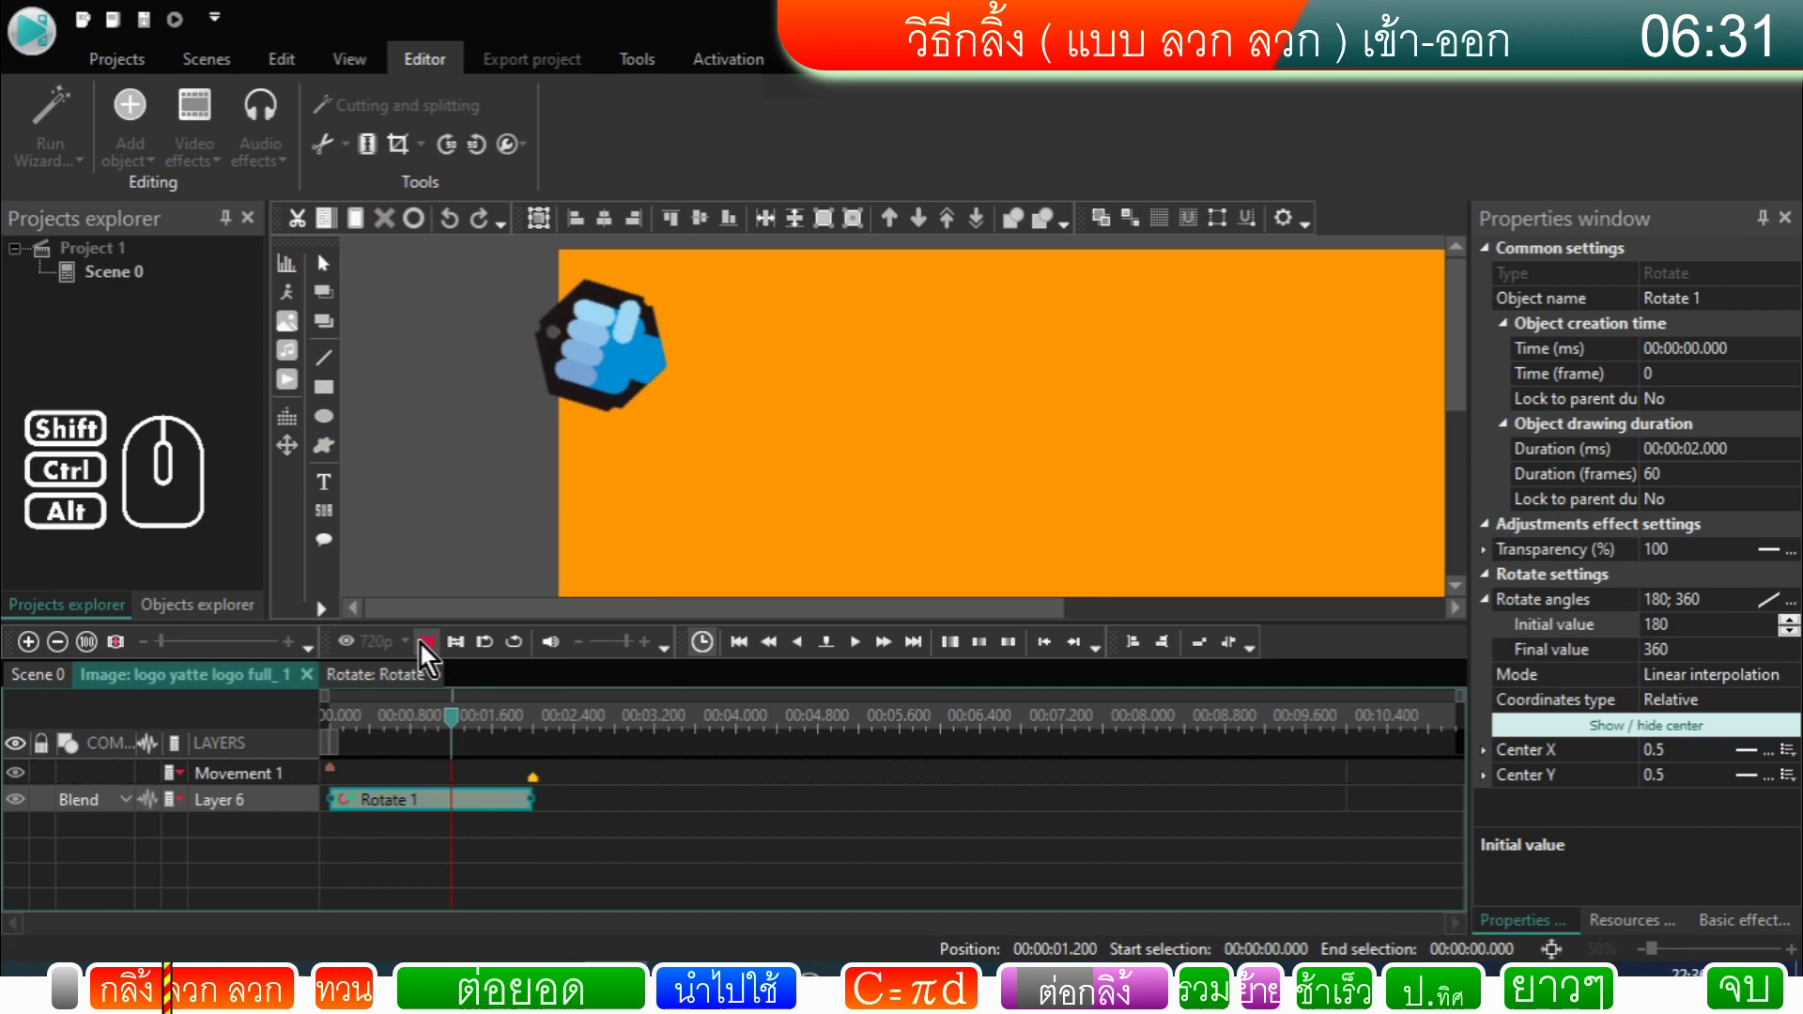
left_click(426, 654)
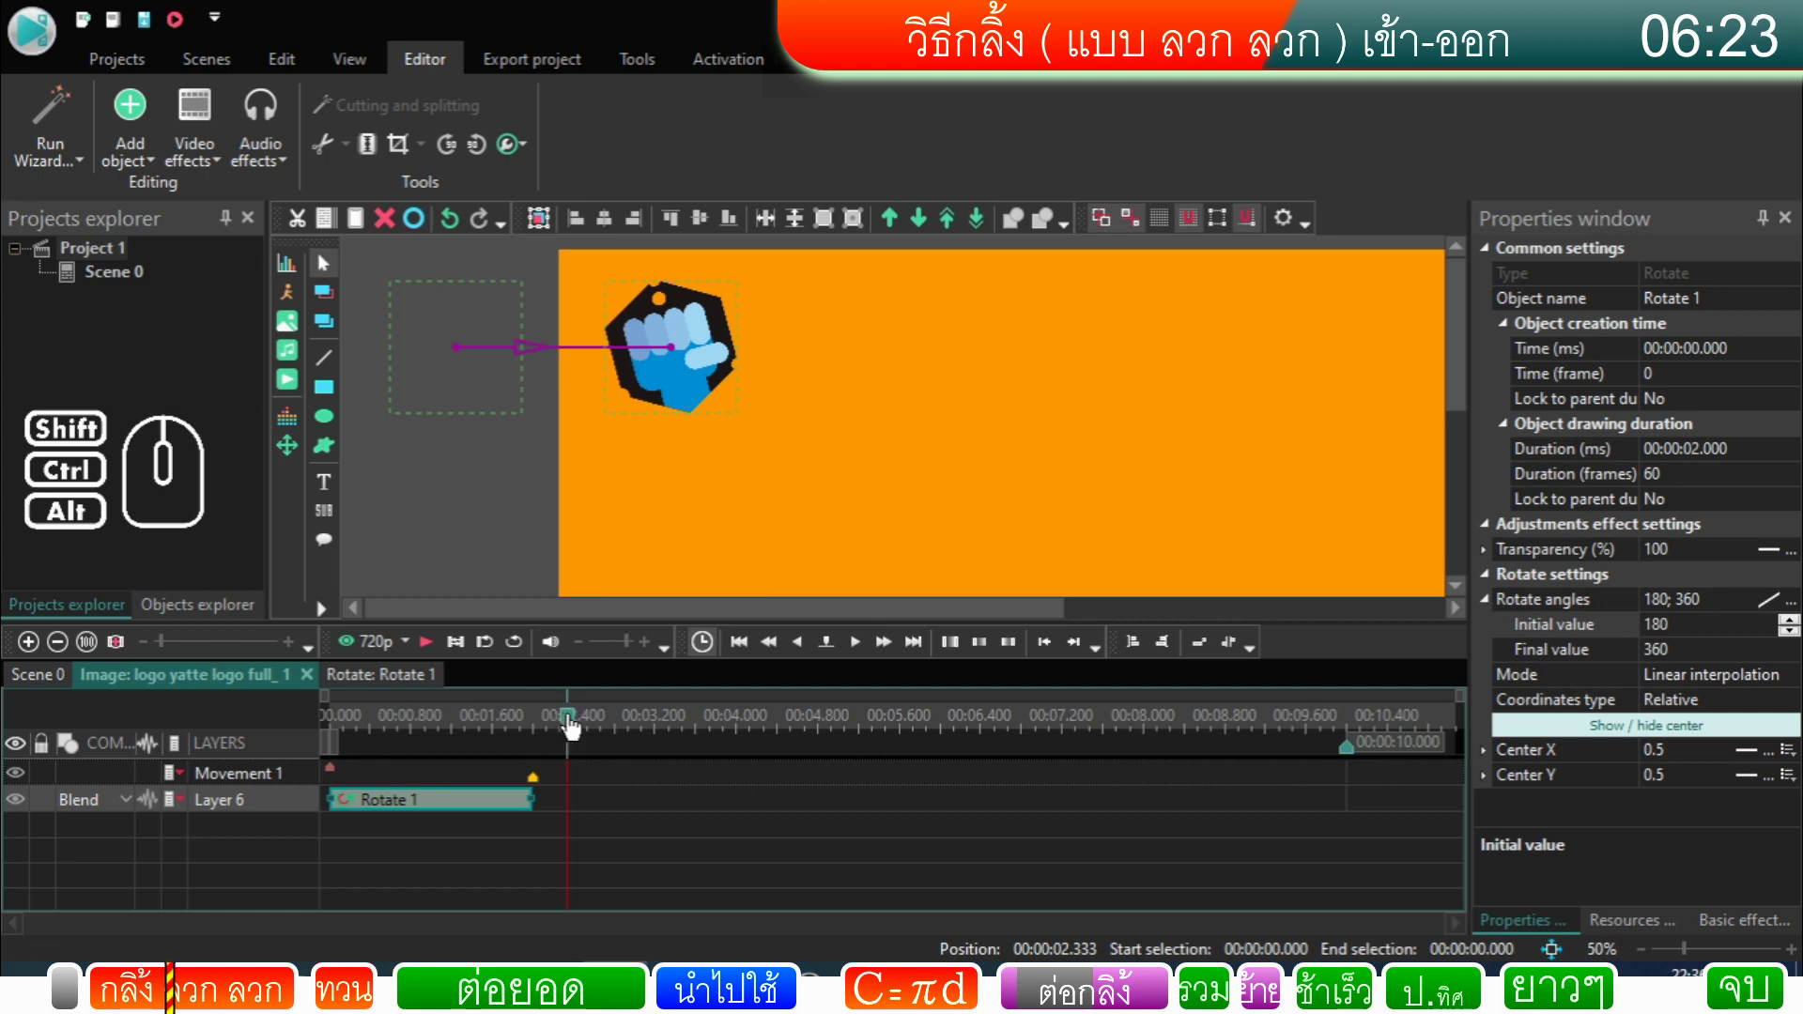
left_click_drag(577, 727, 235, 727)
left_click(440, 663)
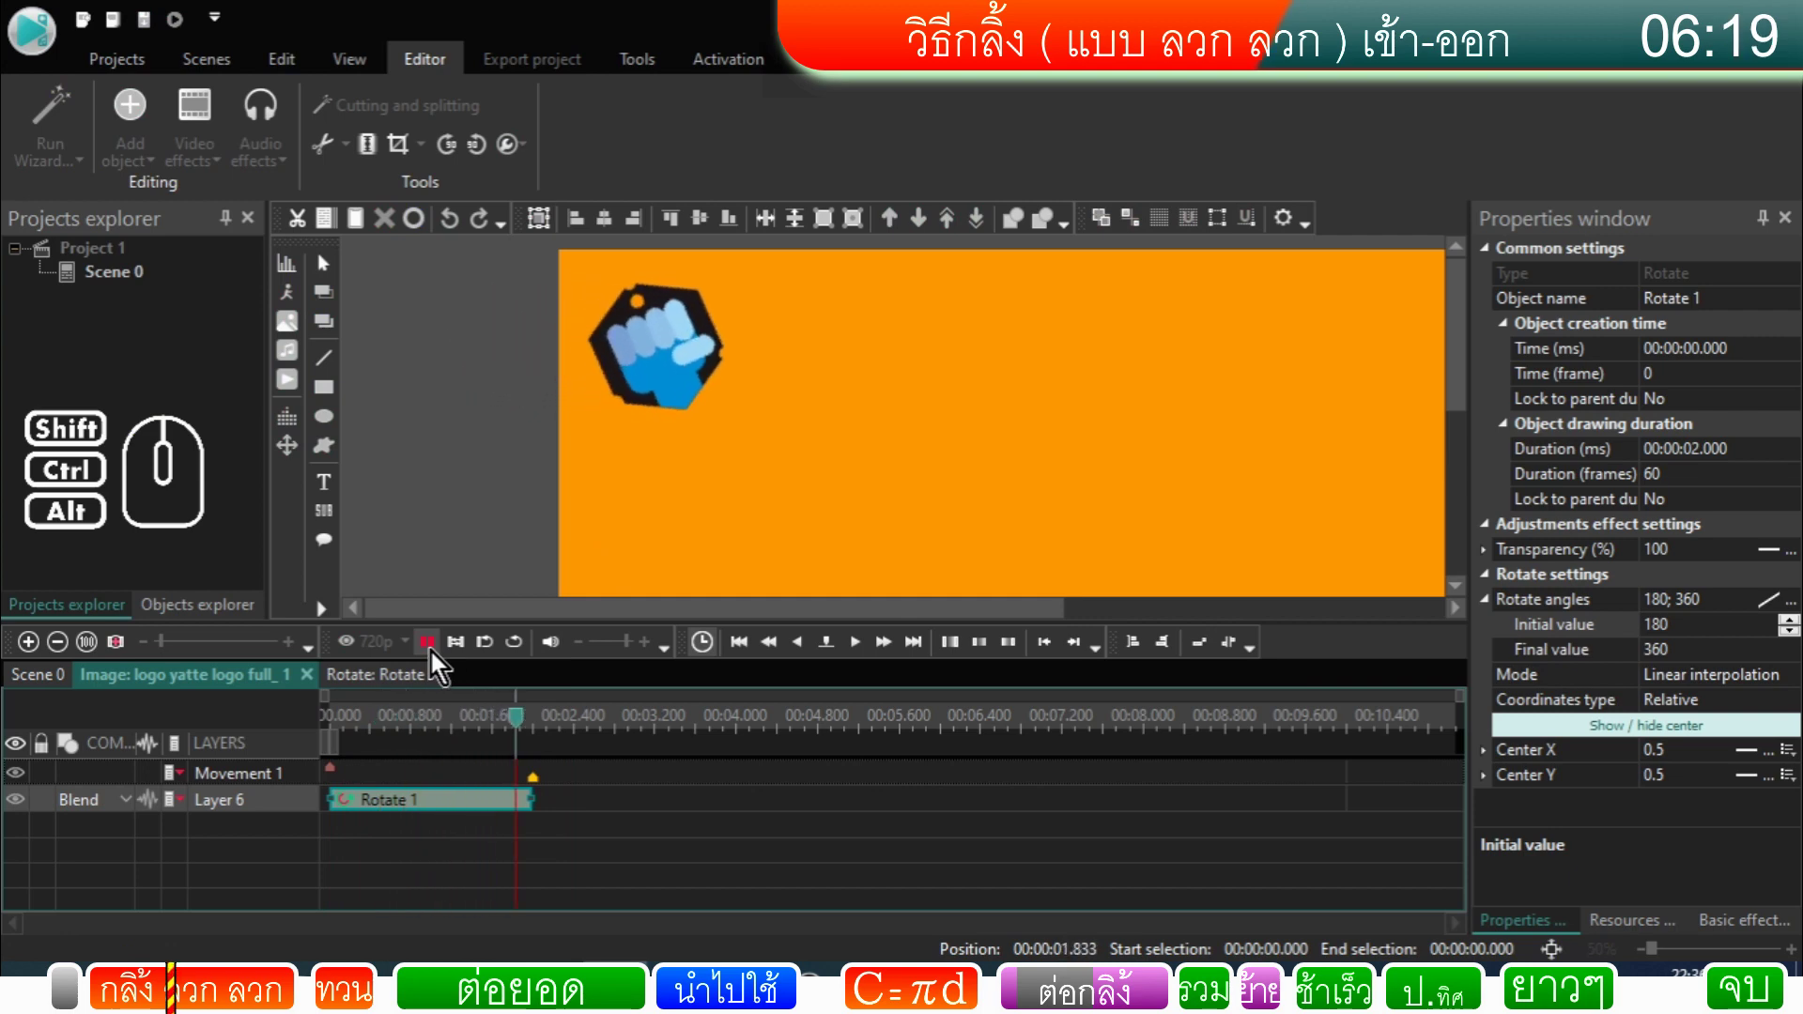
left_click(440, 660)
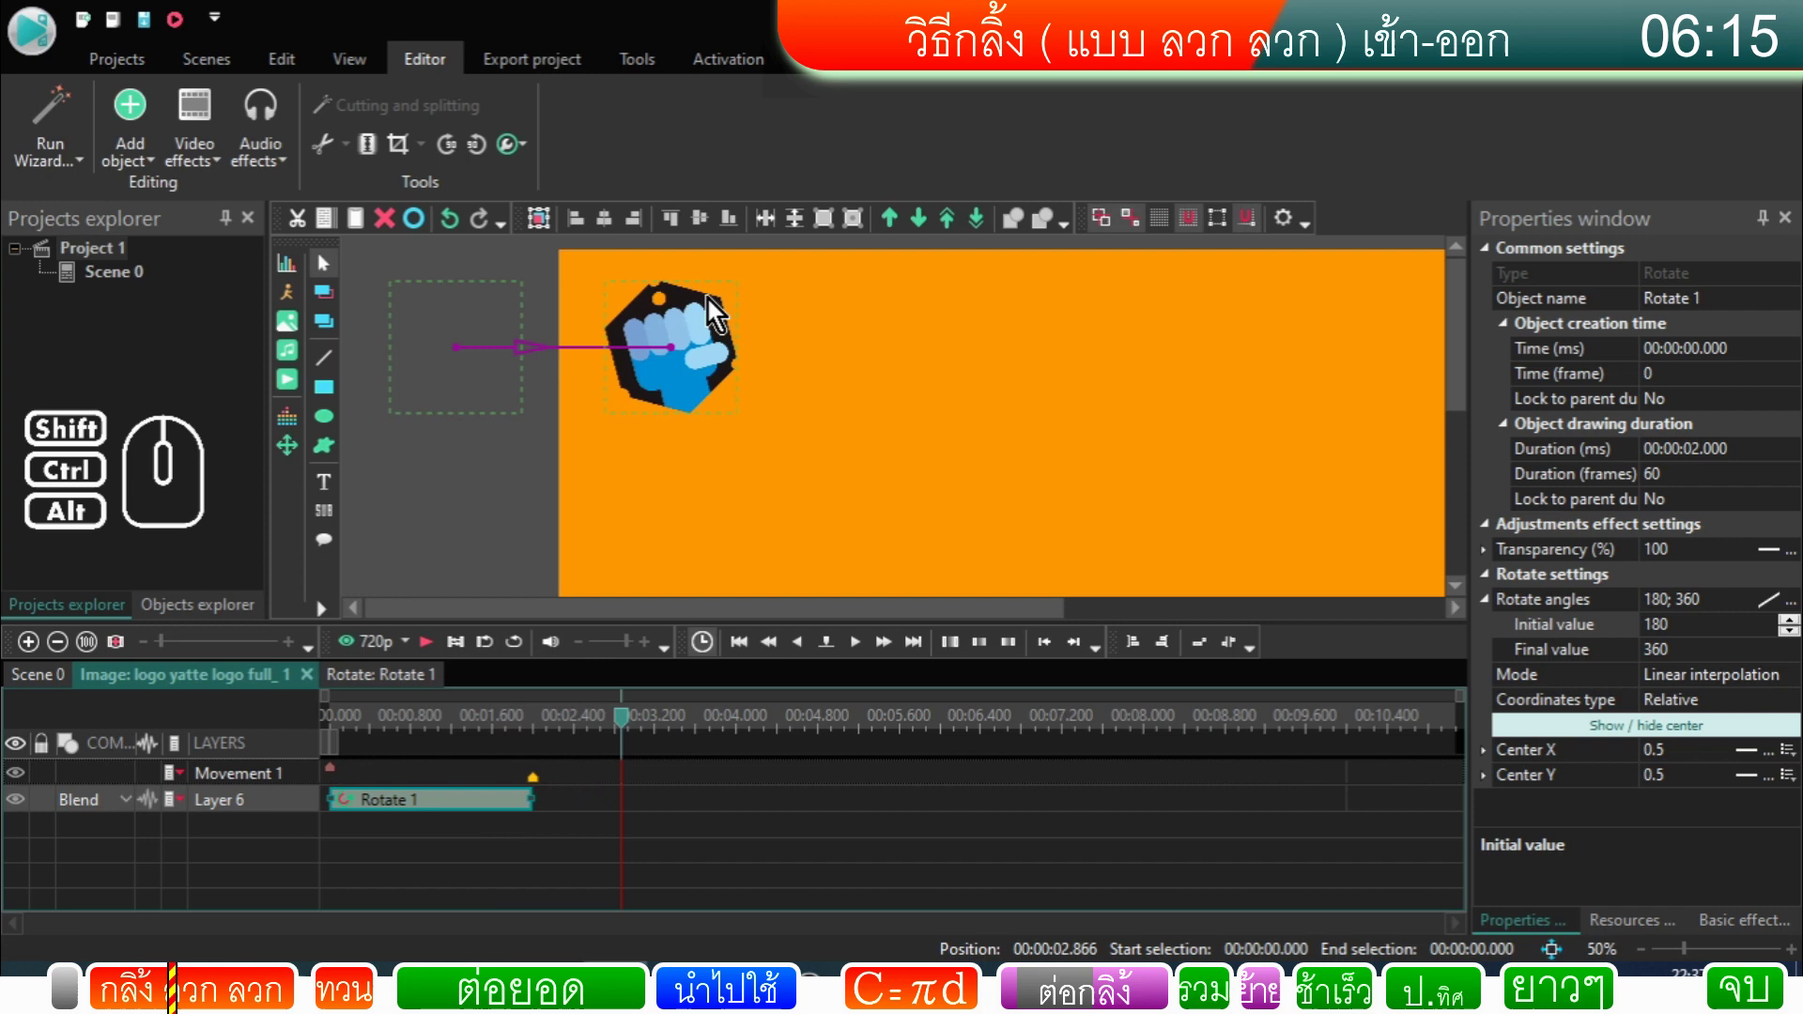
left_click(491, 811)
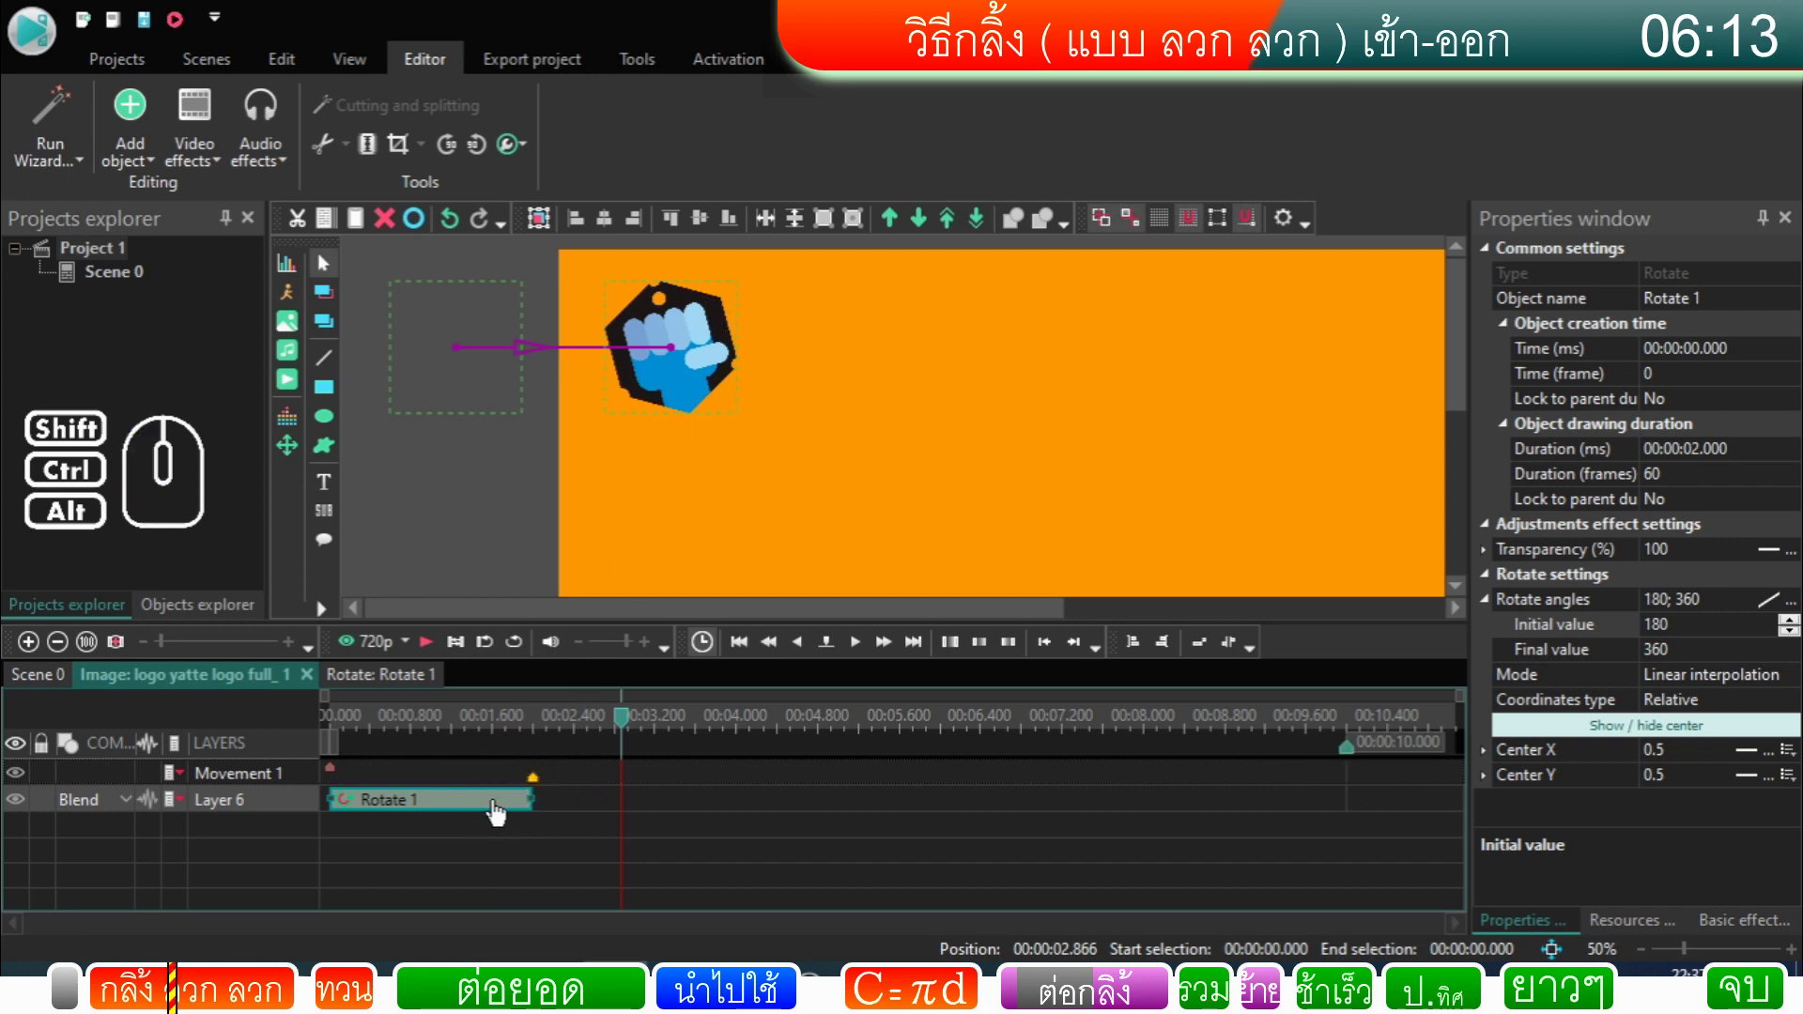
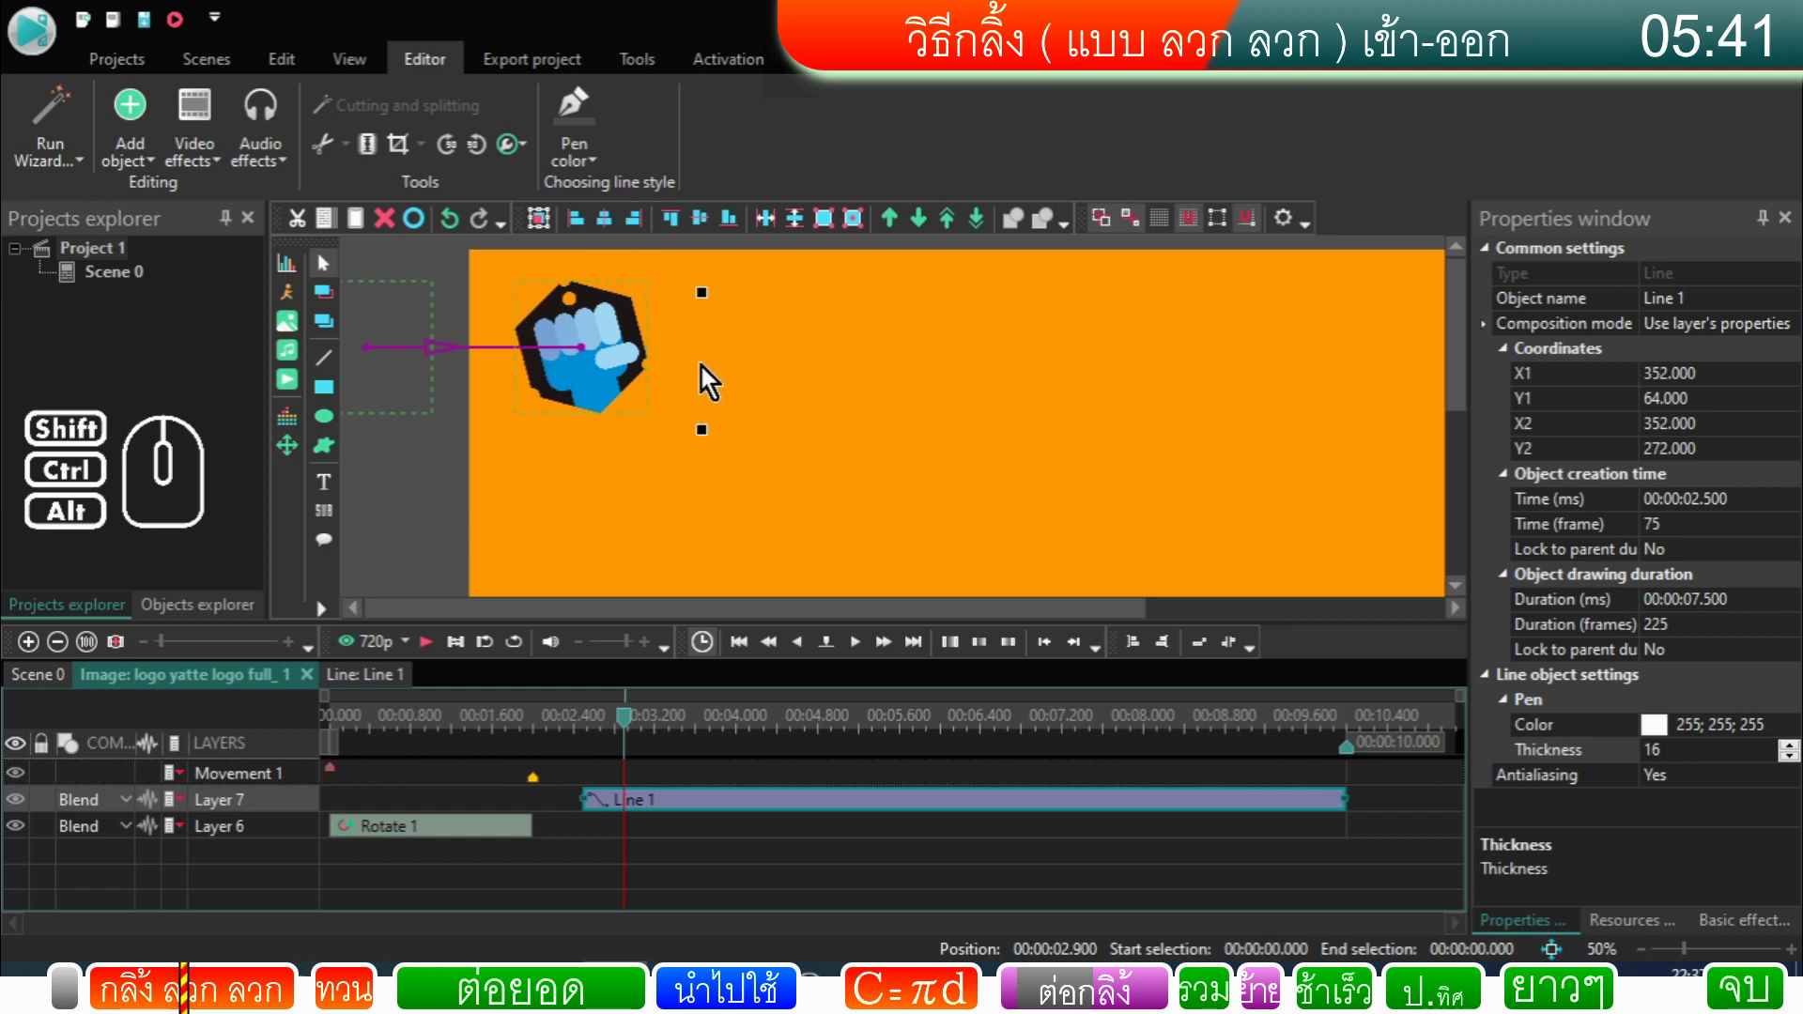
Step: Move the white line onto the fist logo and select the Line 1 object
left_click_drag(708, 374, 610, 366)
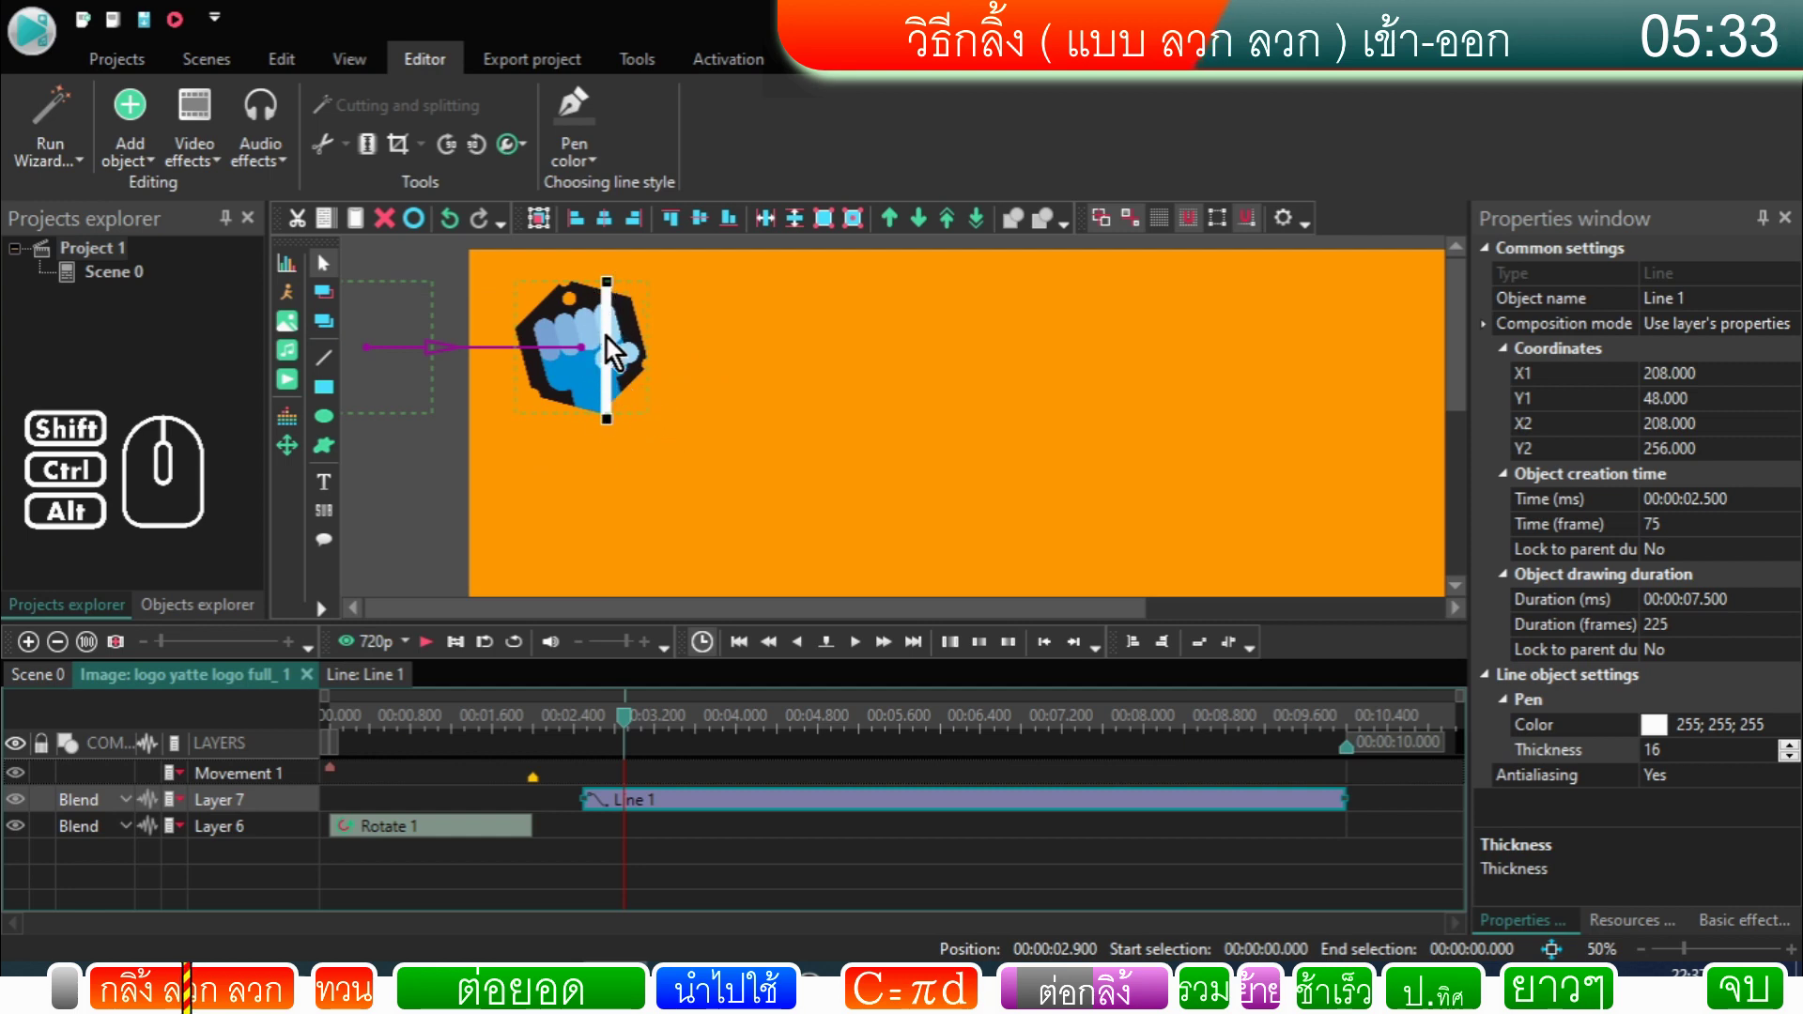
left_click(614, 351)
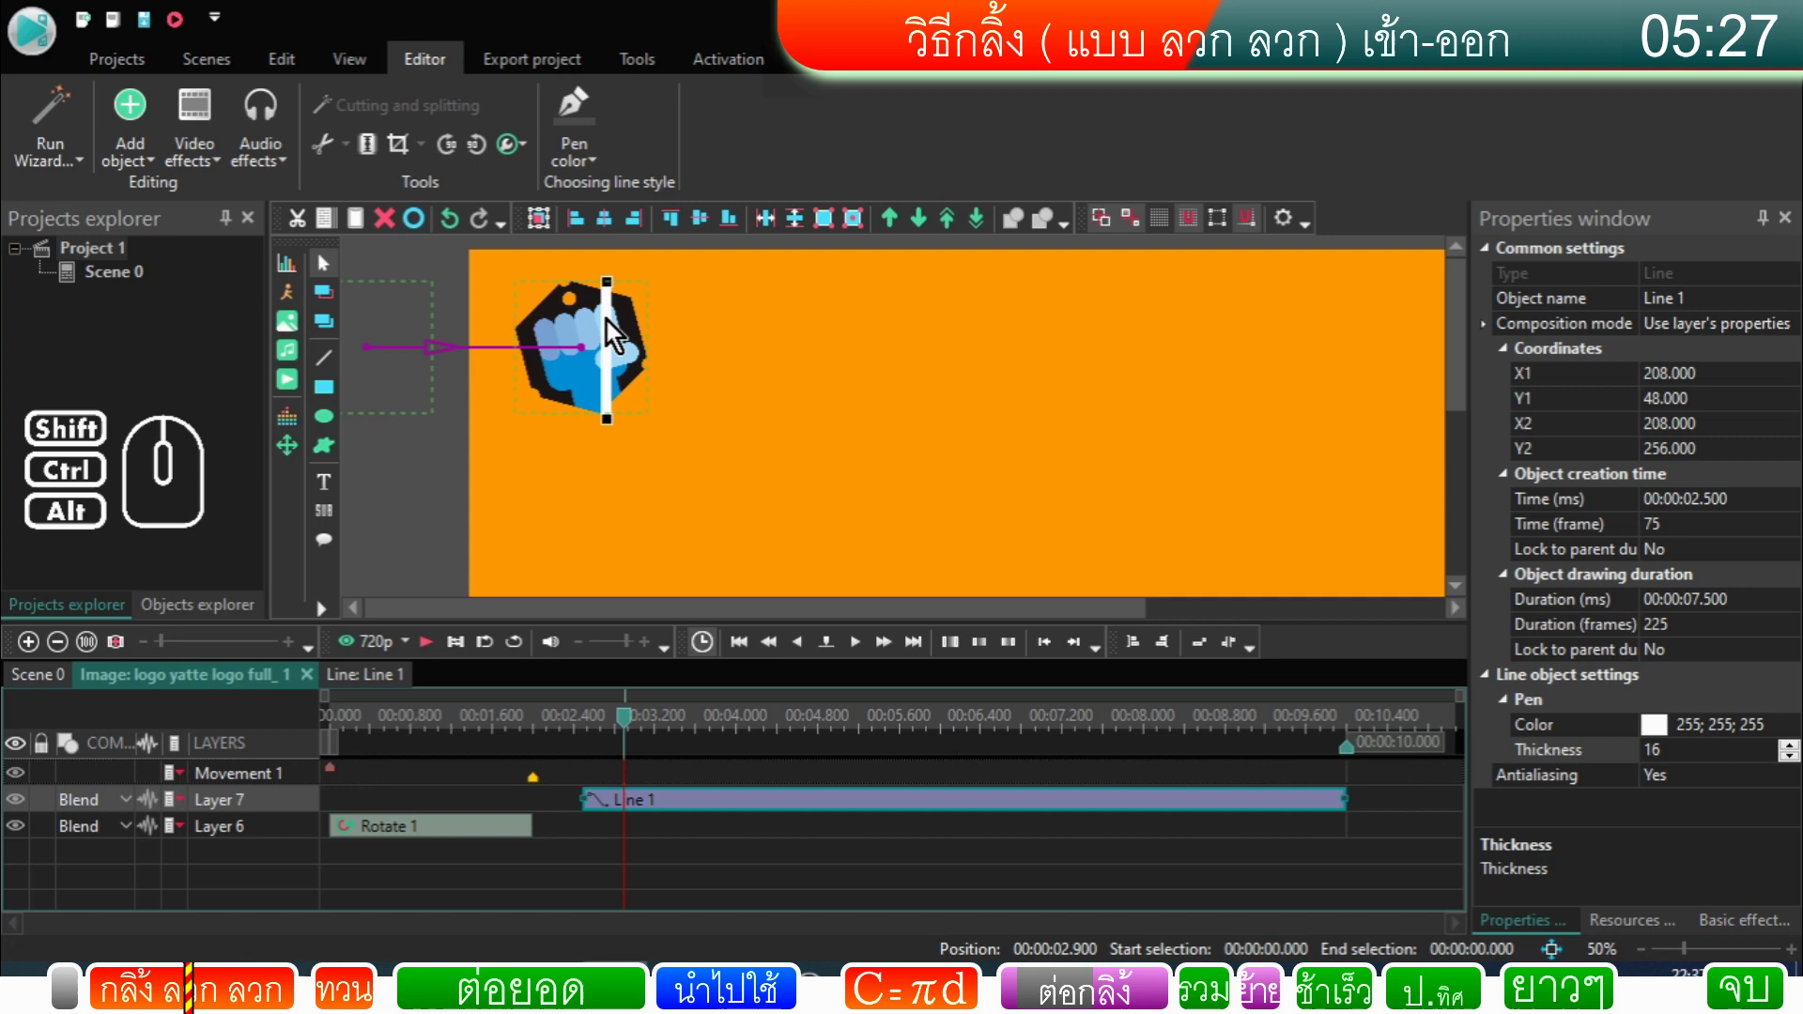
left_click(610, 324)
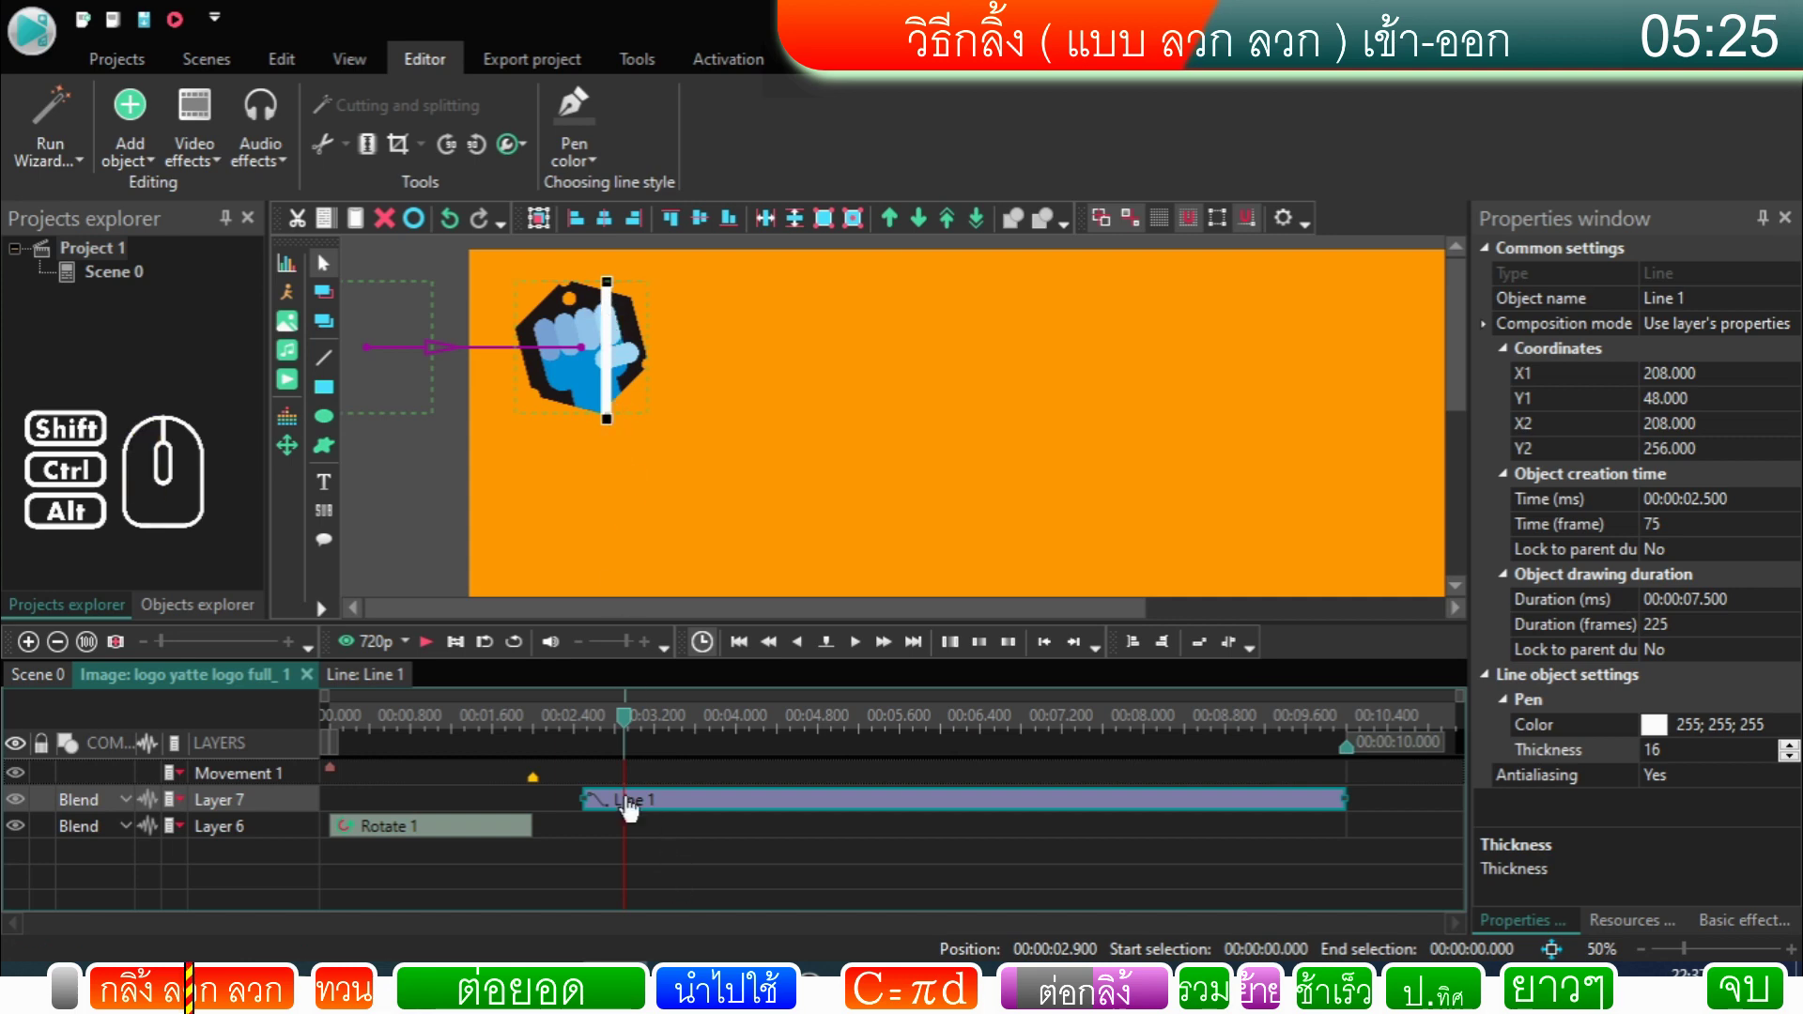
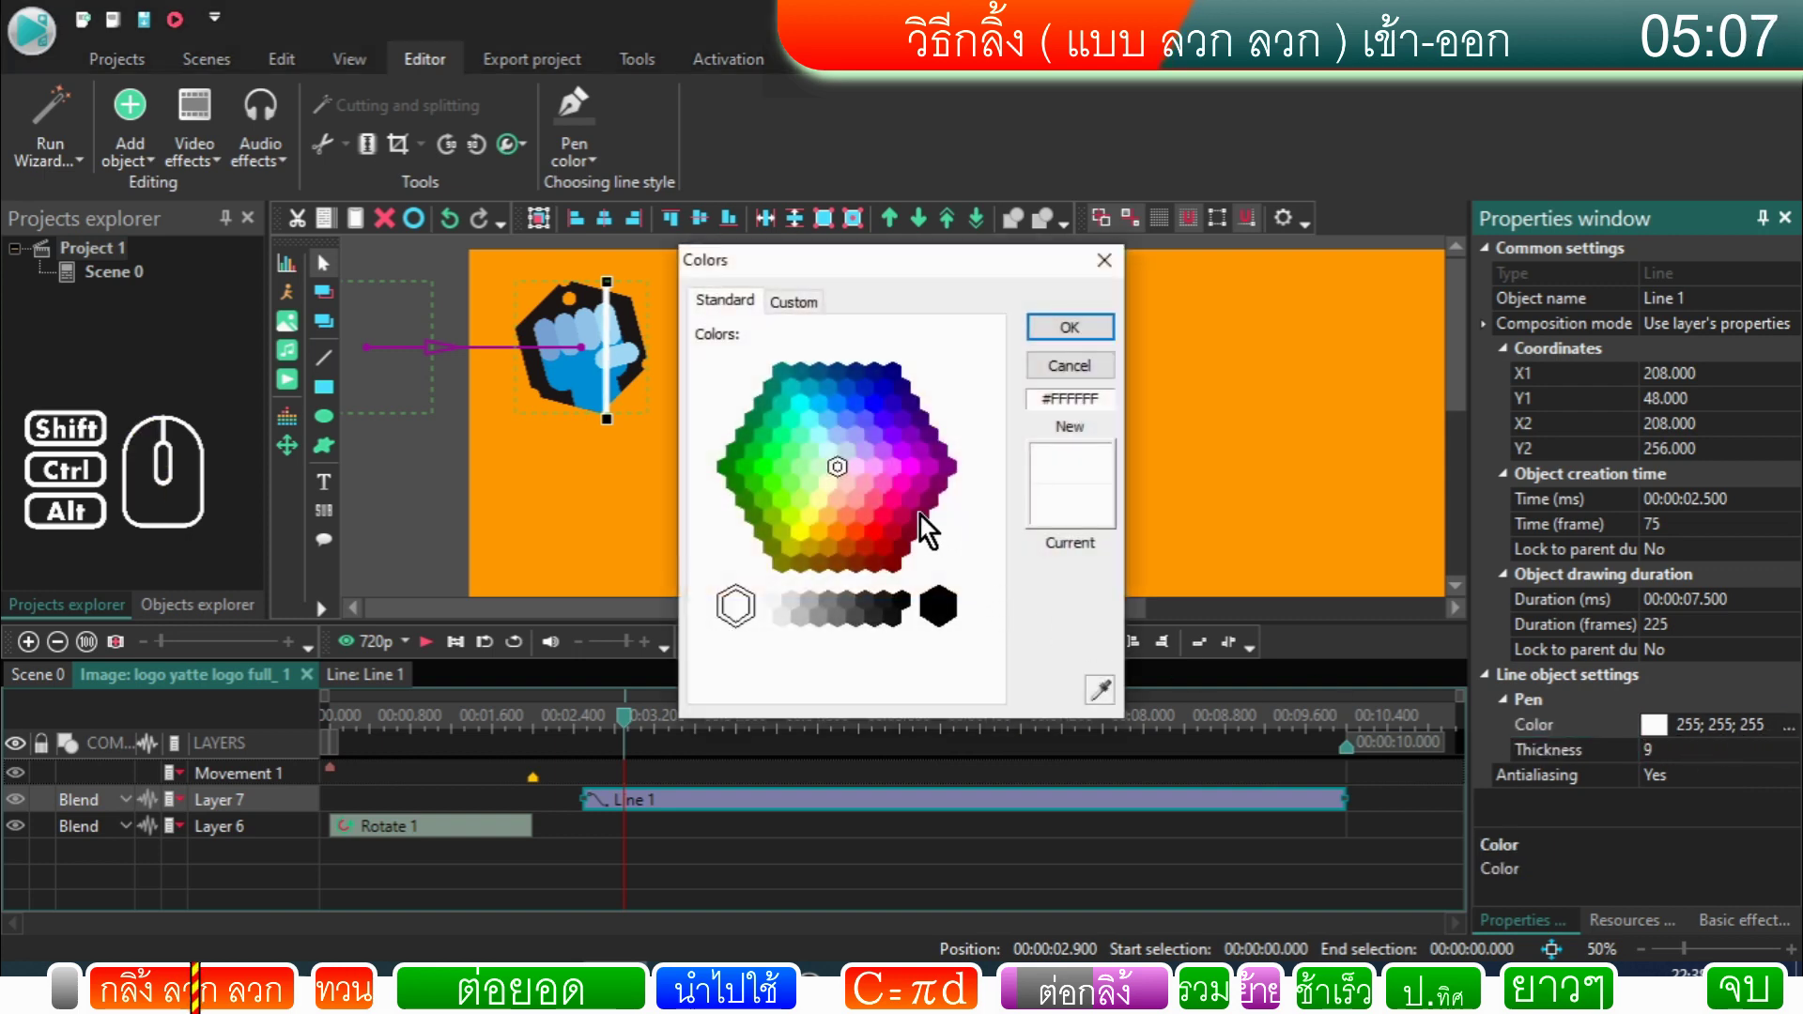
Step: Pick the line's new colour in the Colors dialog and confirm it
left_click(893, 554)
left_click(1088, 346)
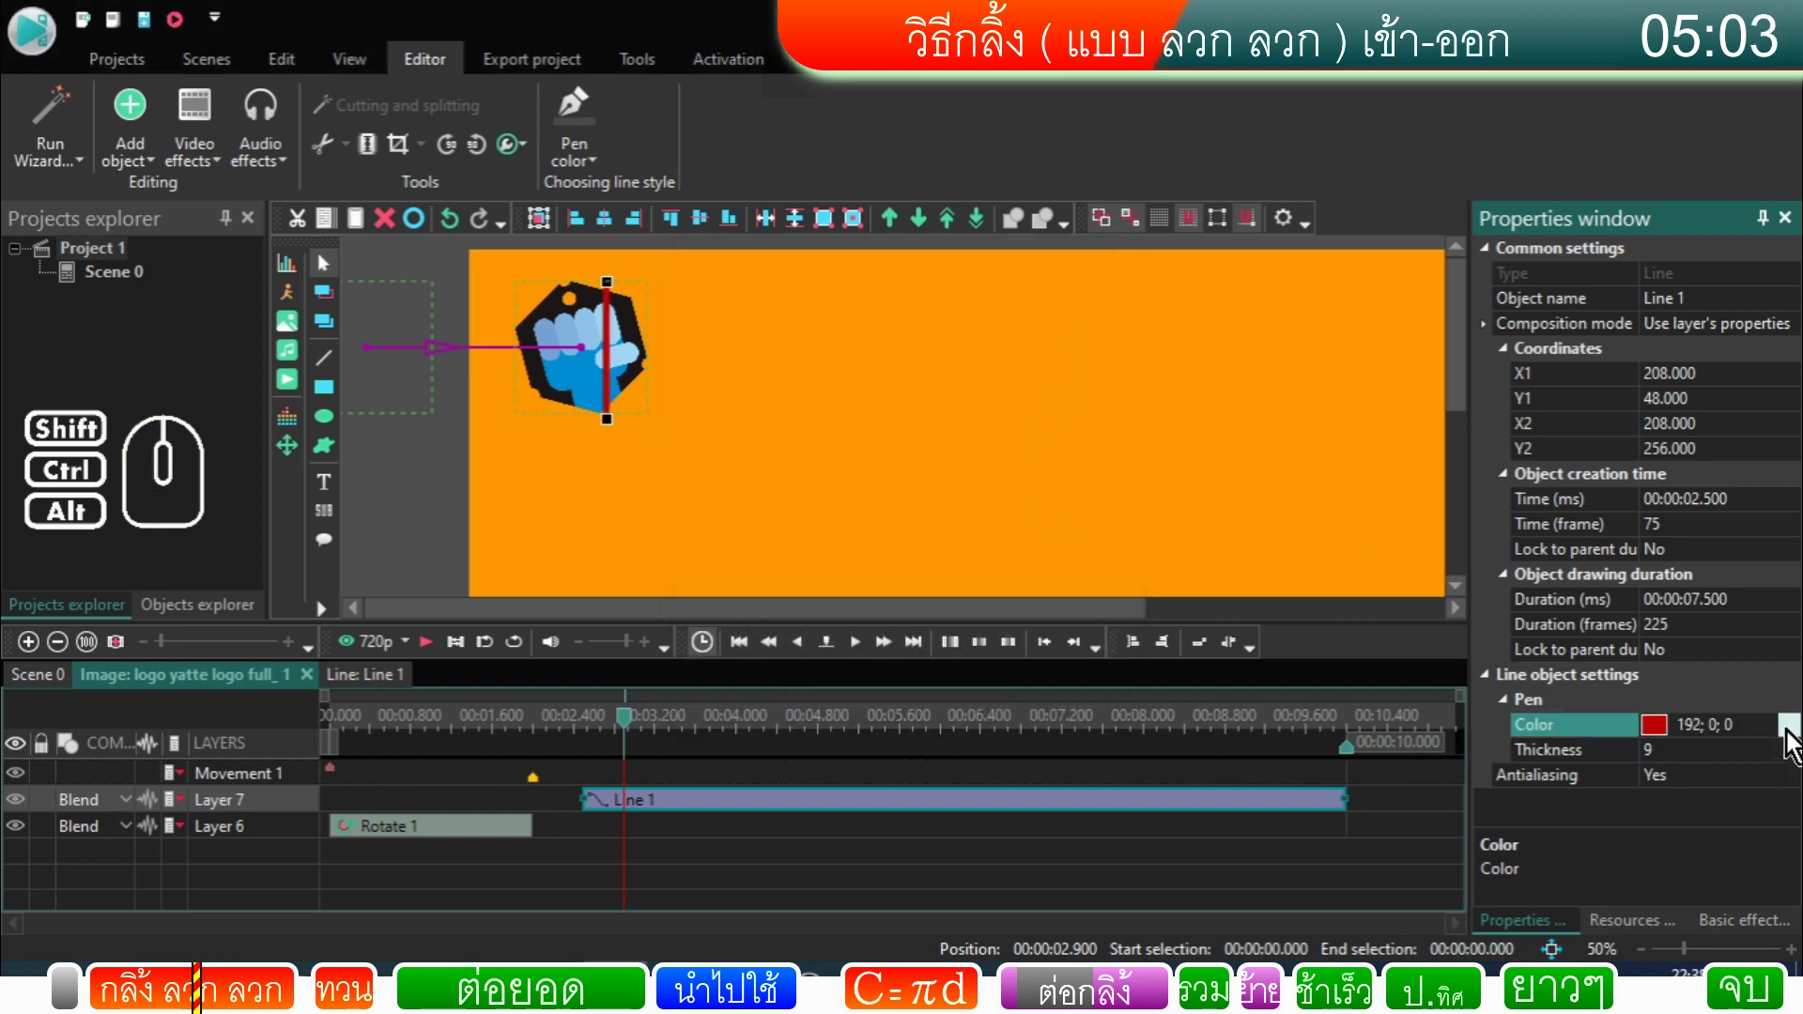
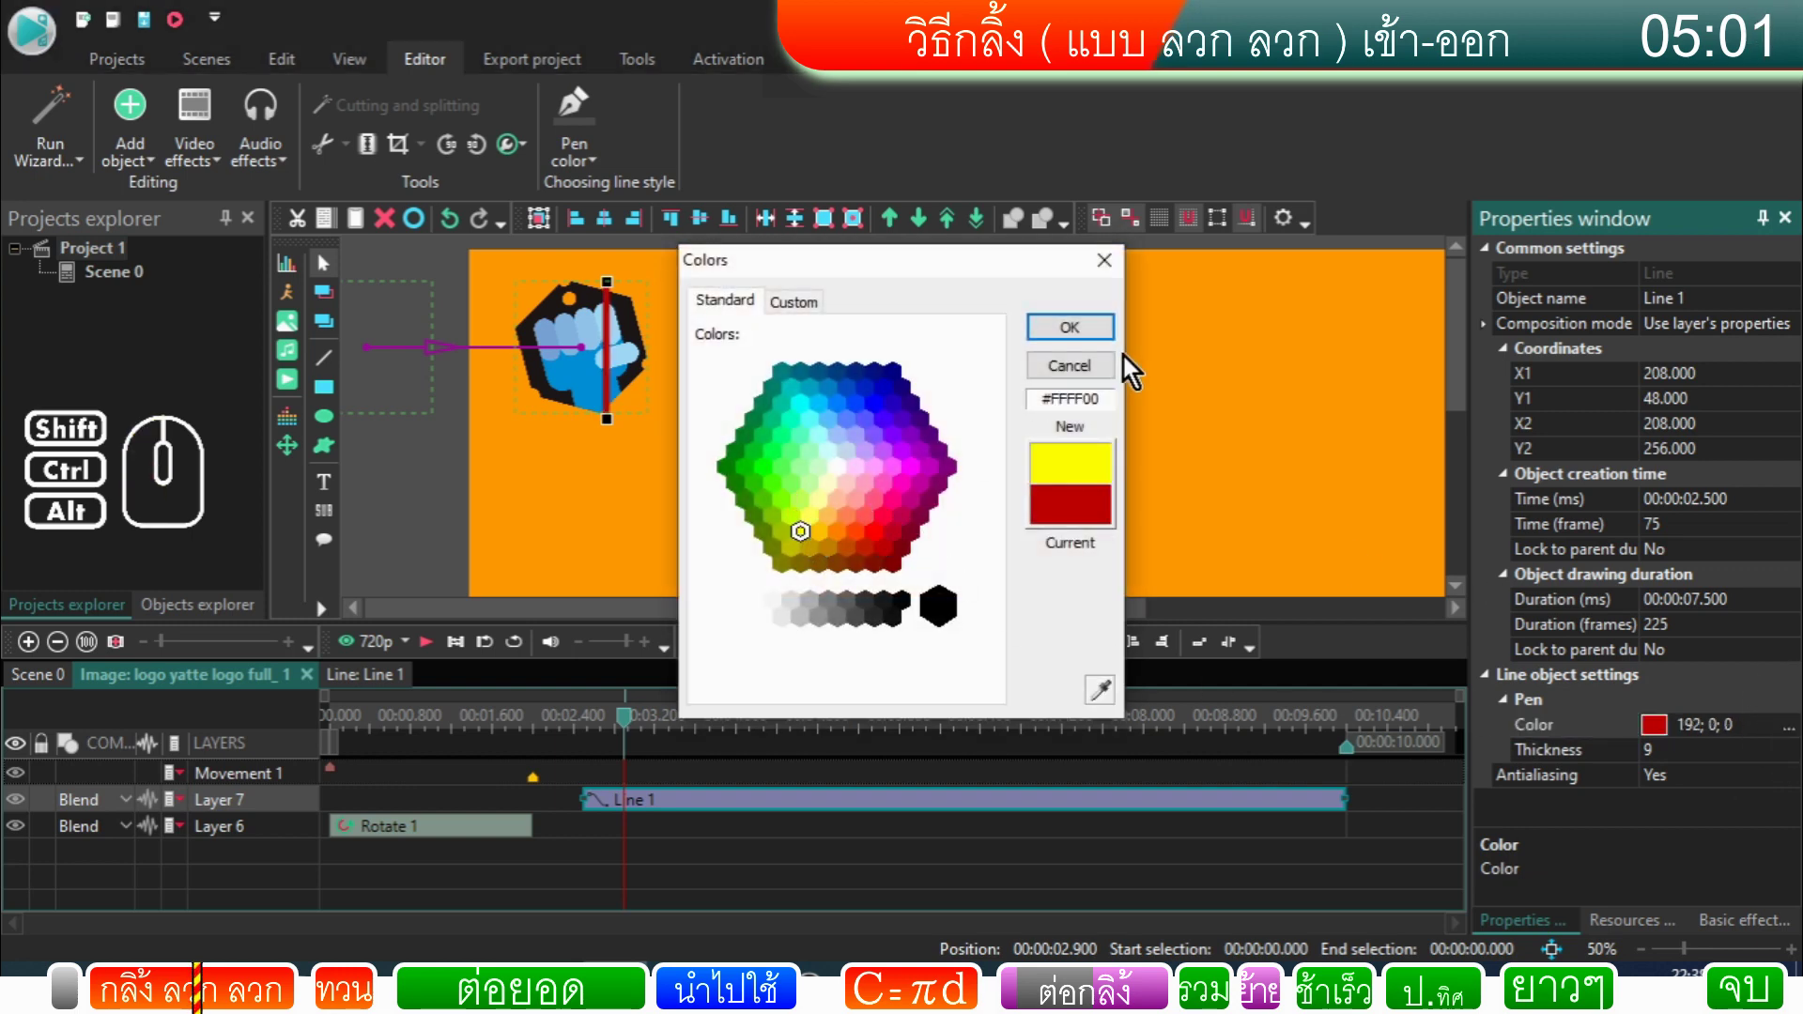
left_click(1093, 345)
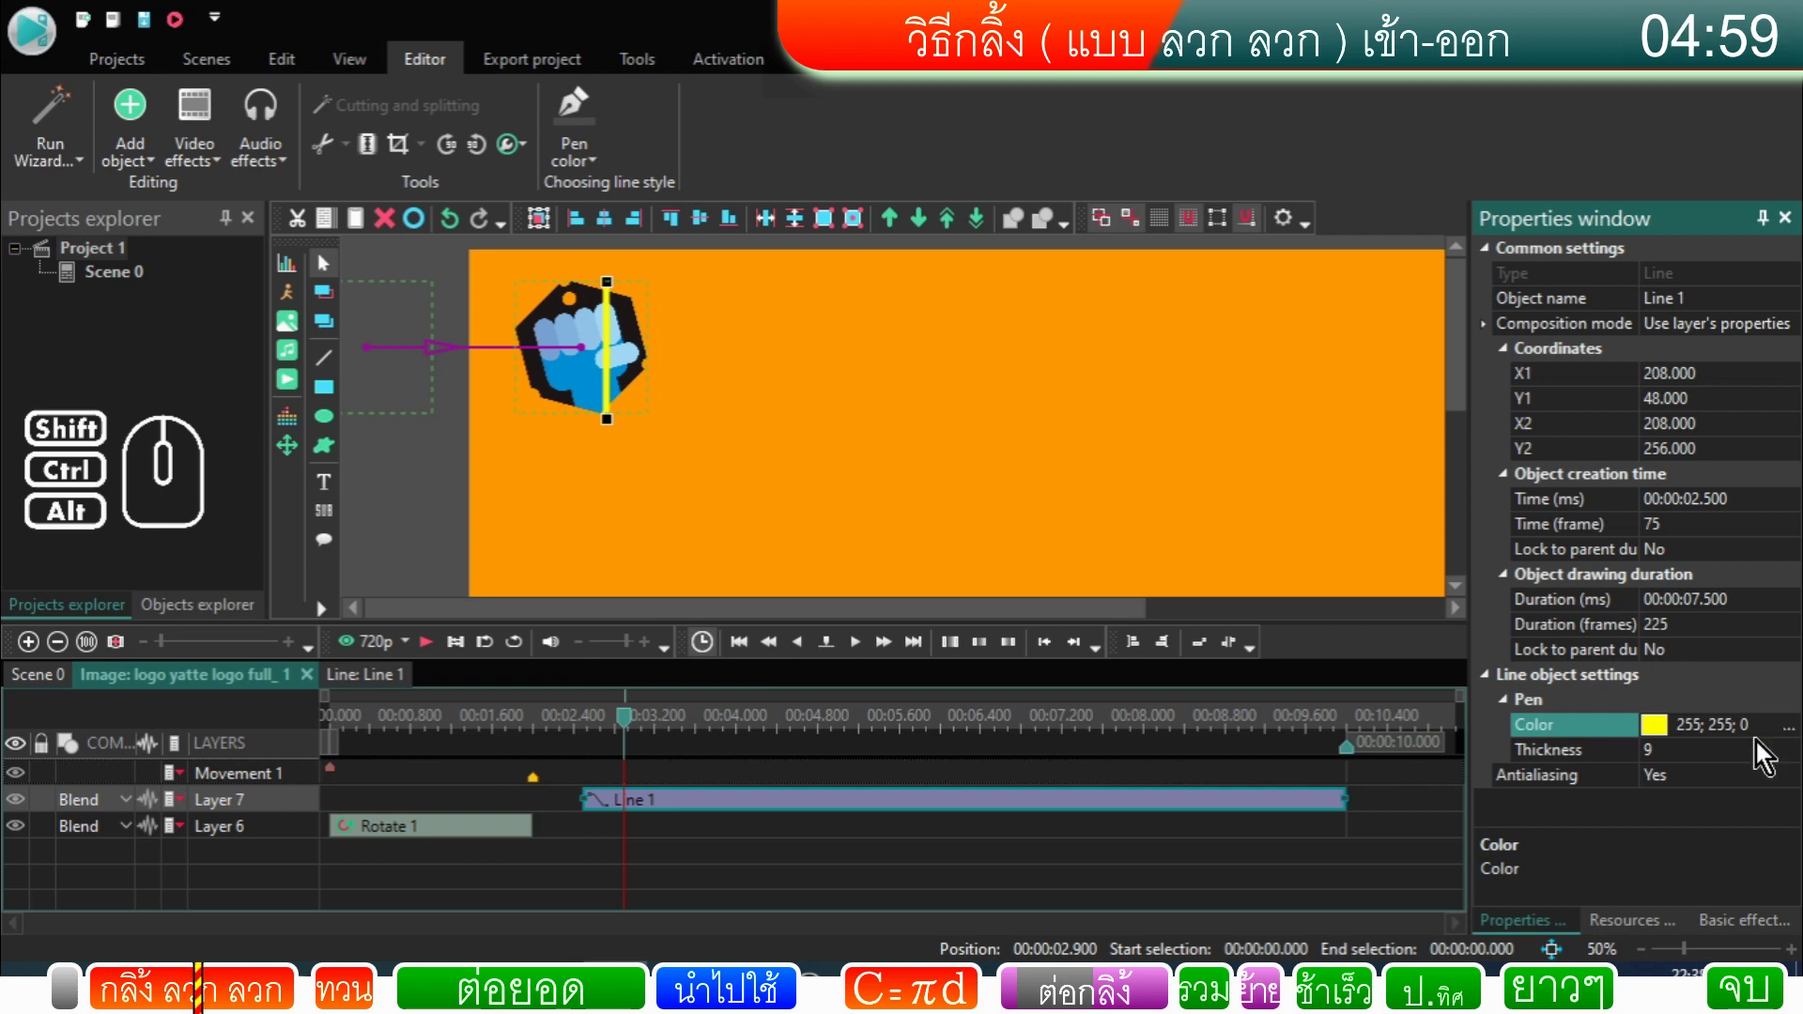
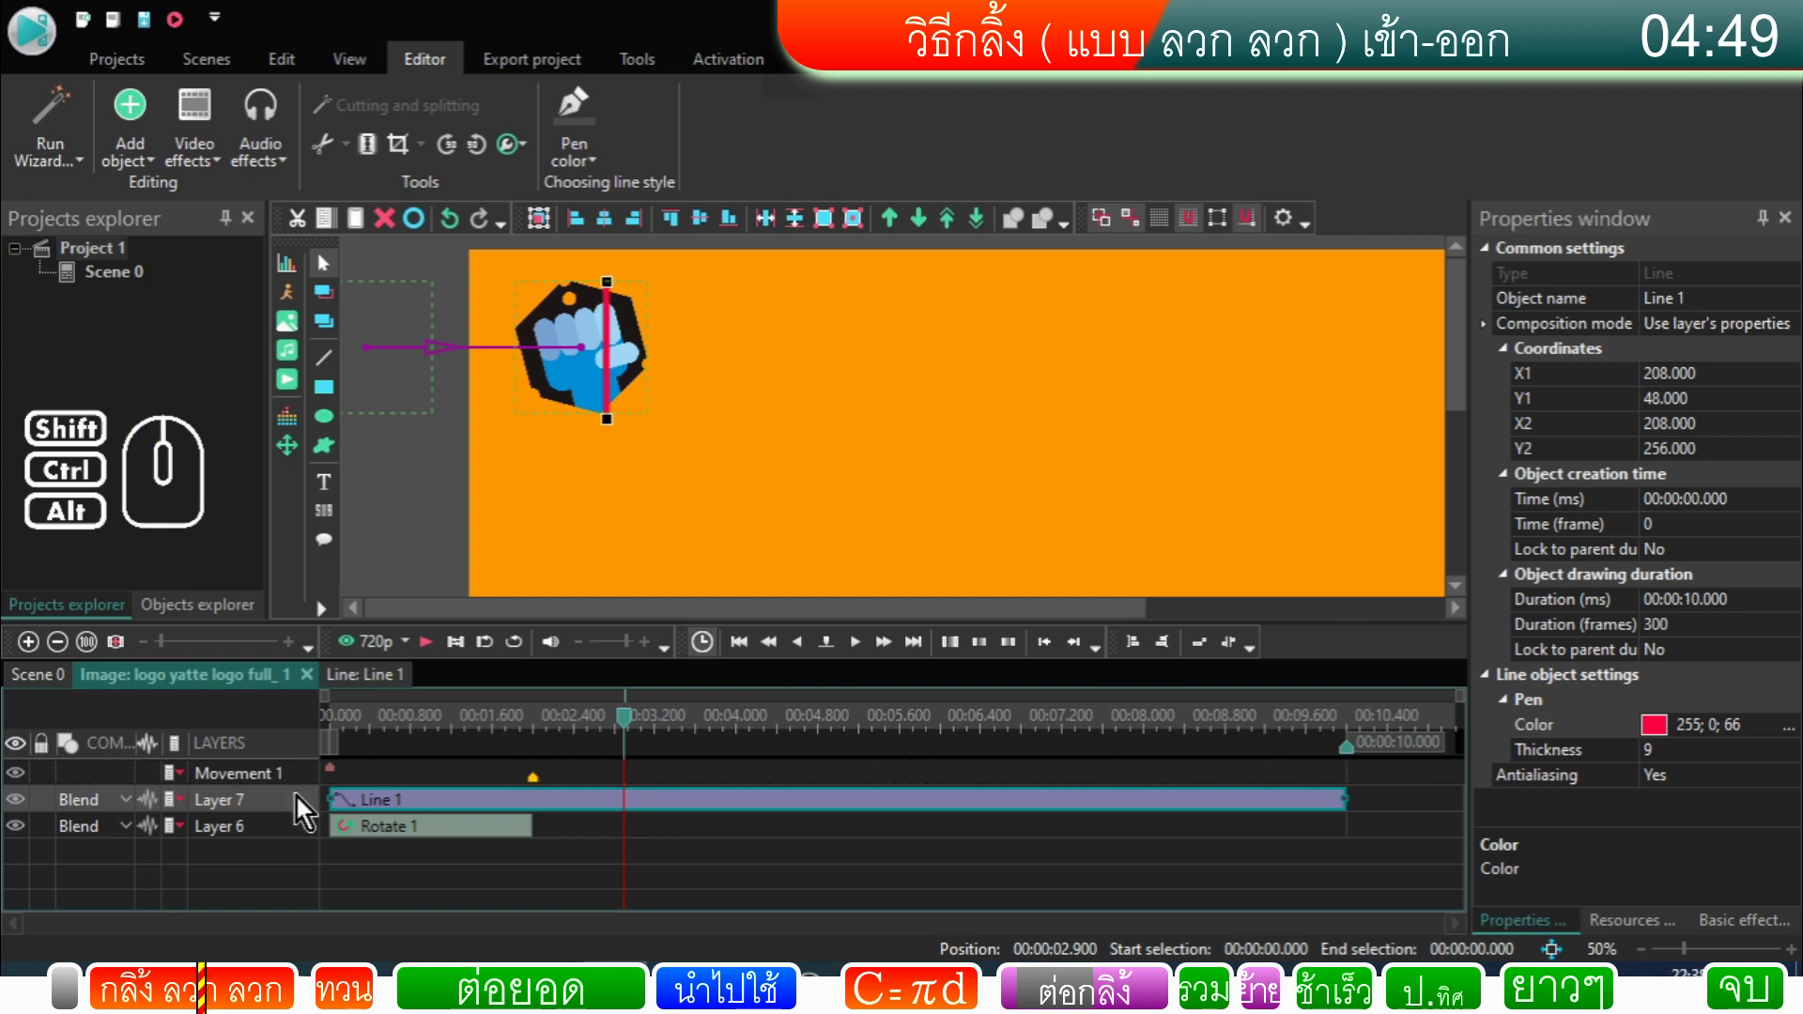
Step: Centre Line 1 horizontally on the logo, then rewind and preview the scene
left_click_drag(302, 806, 297, 849)
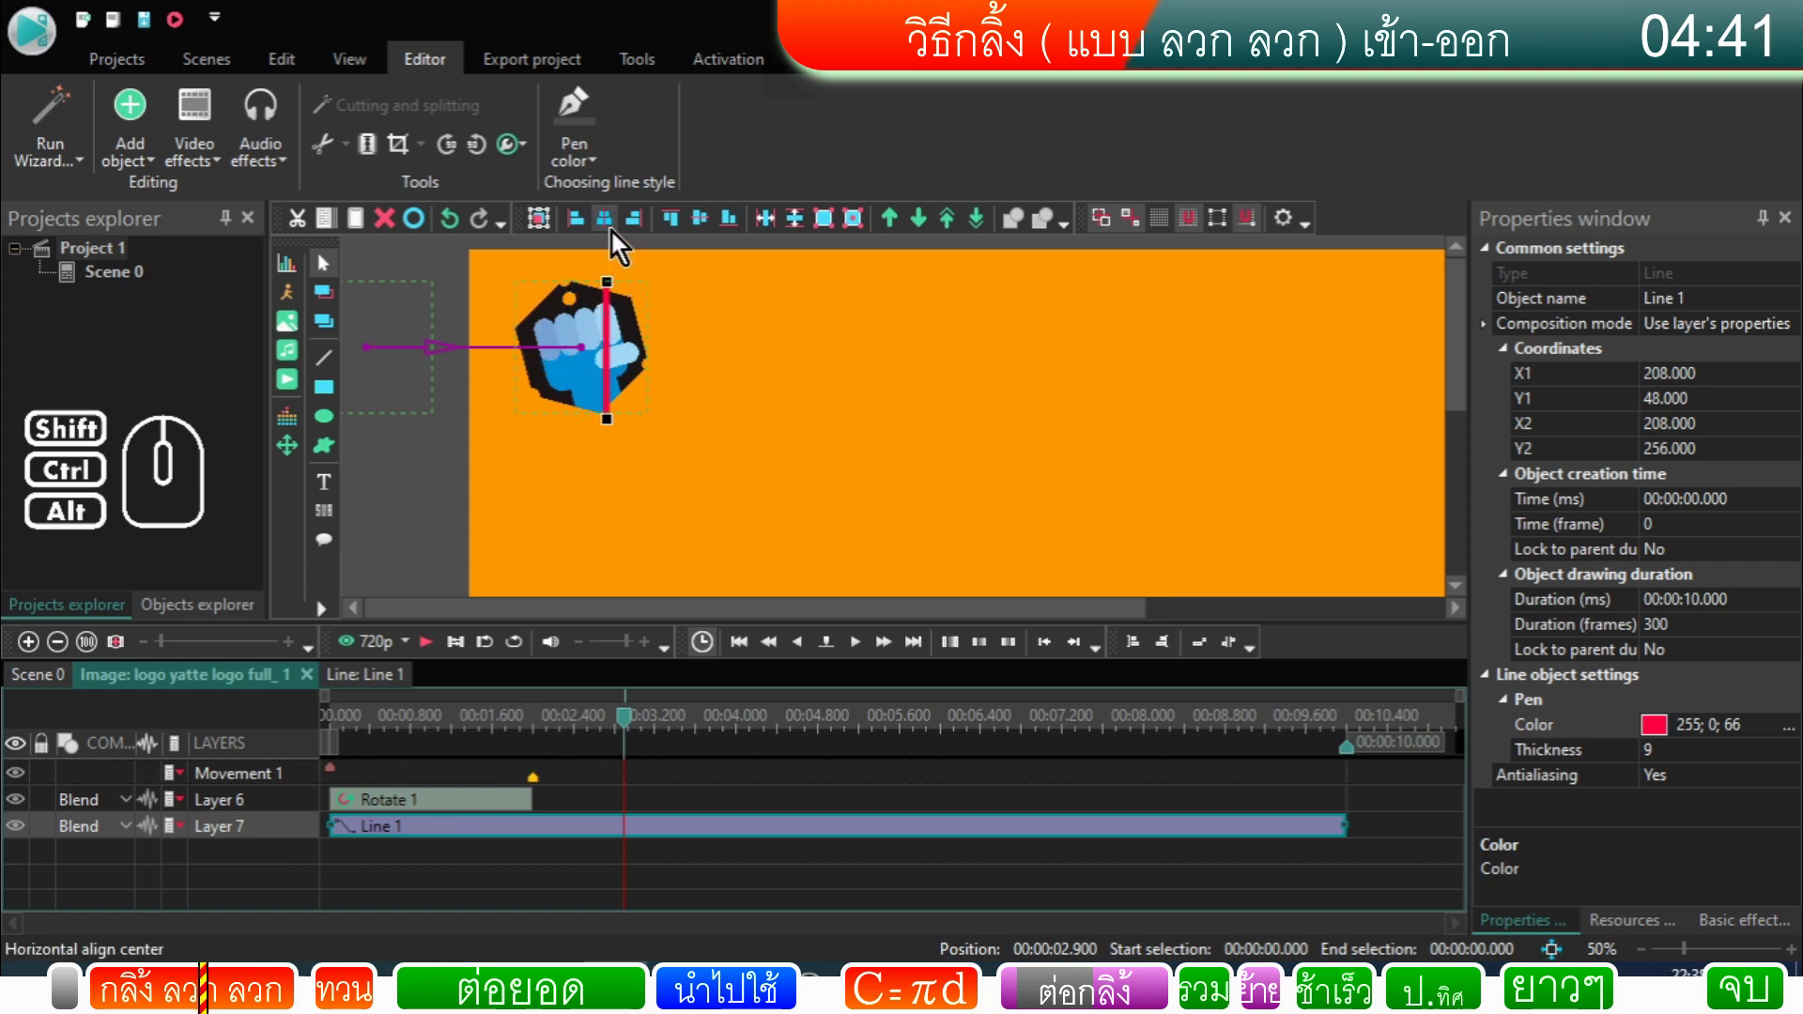
left_click(616, 240)
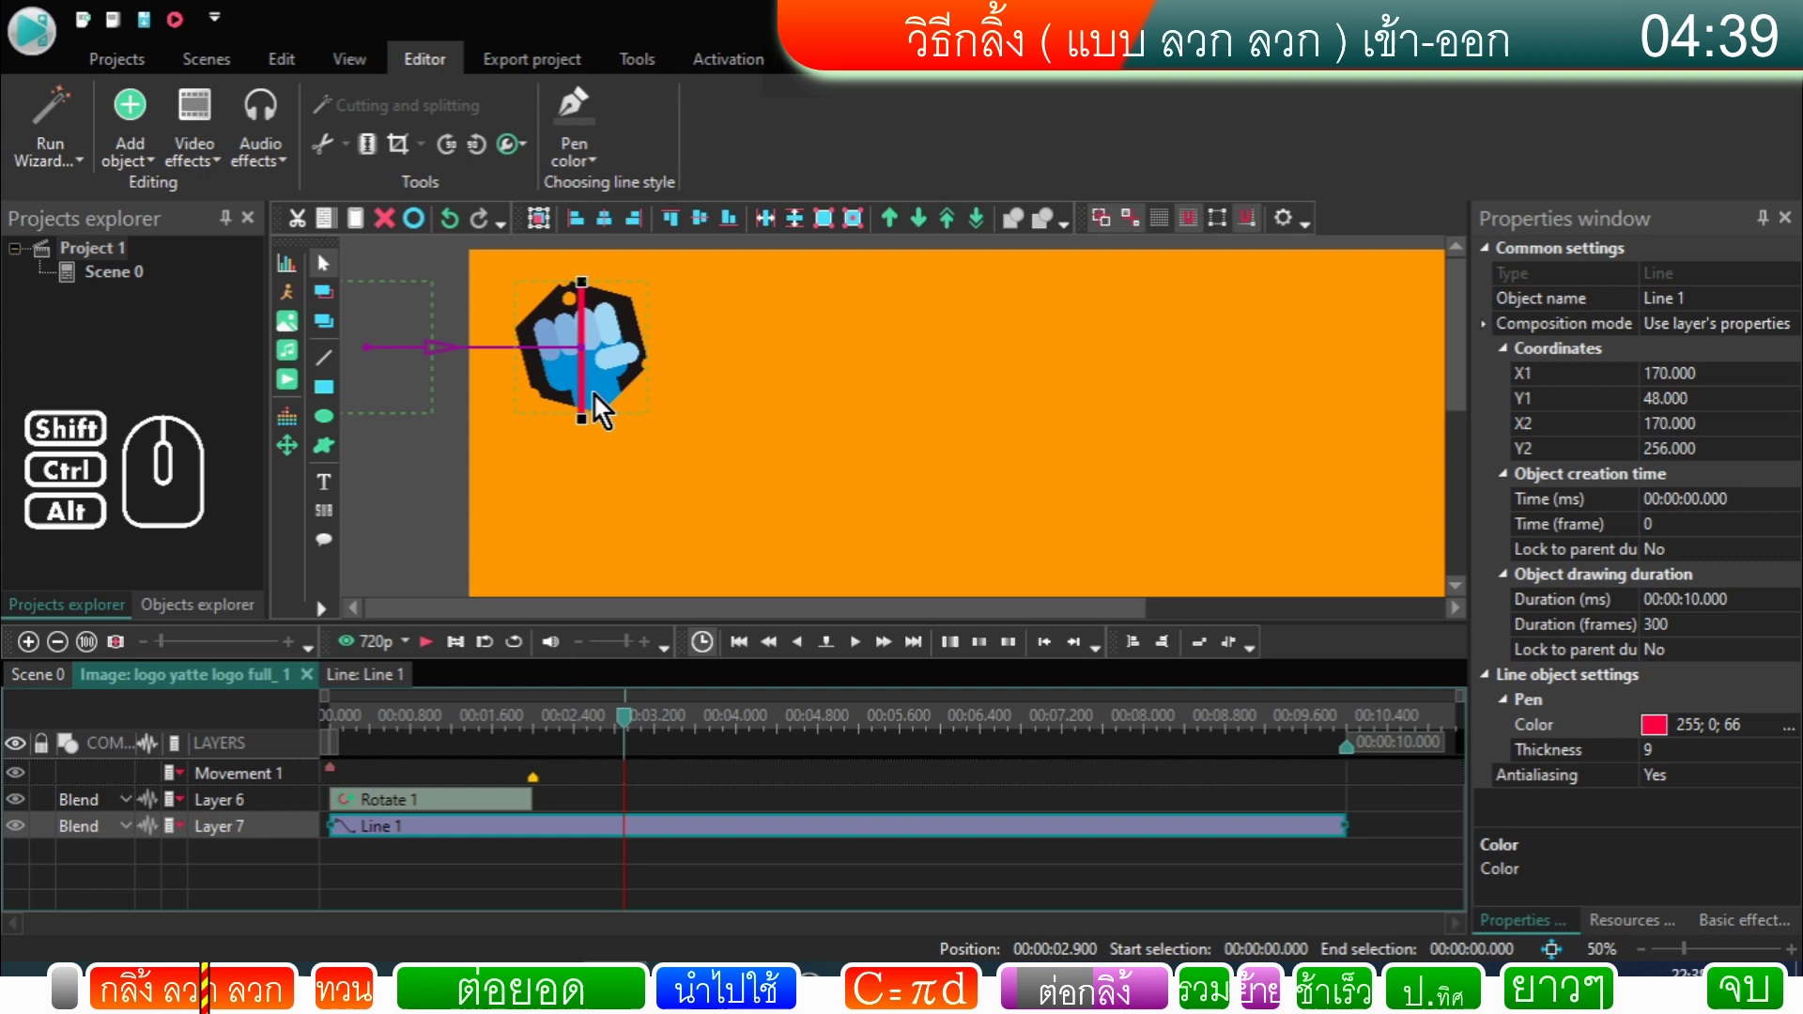
left_click(641, 478)
left_click_drag(635, 732, 321, 758)
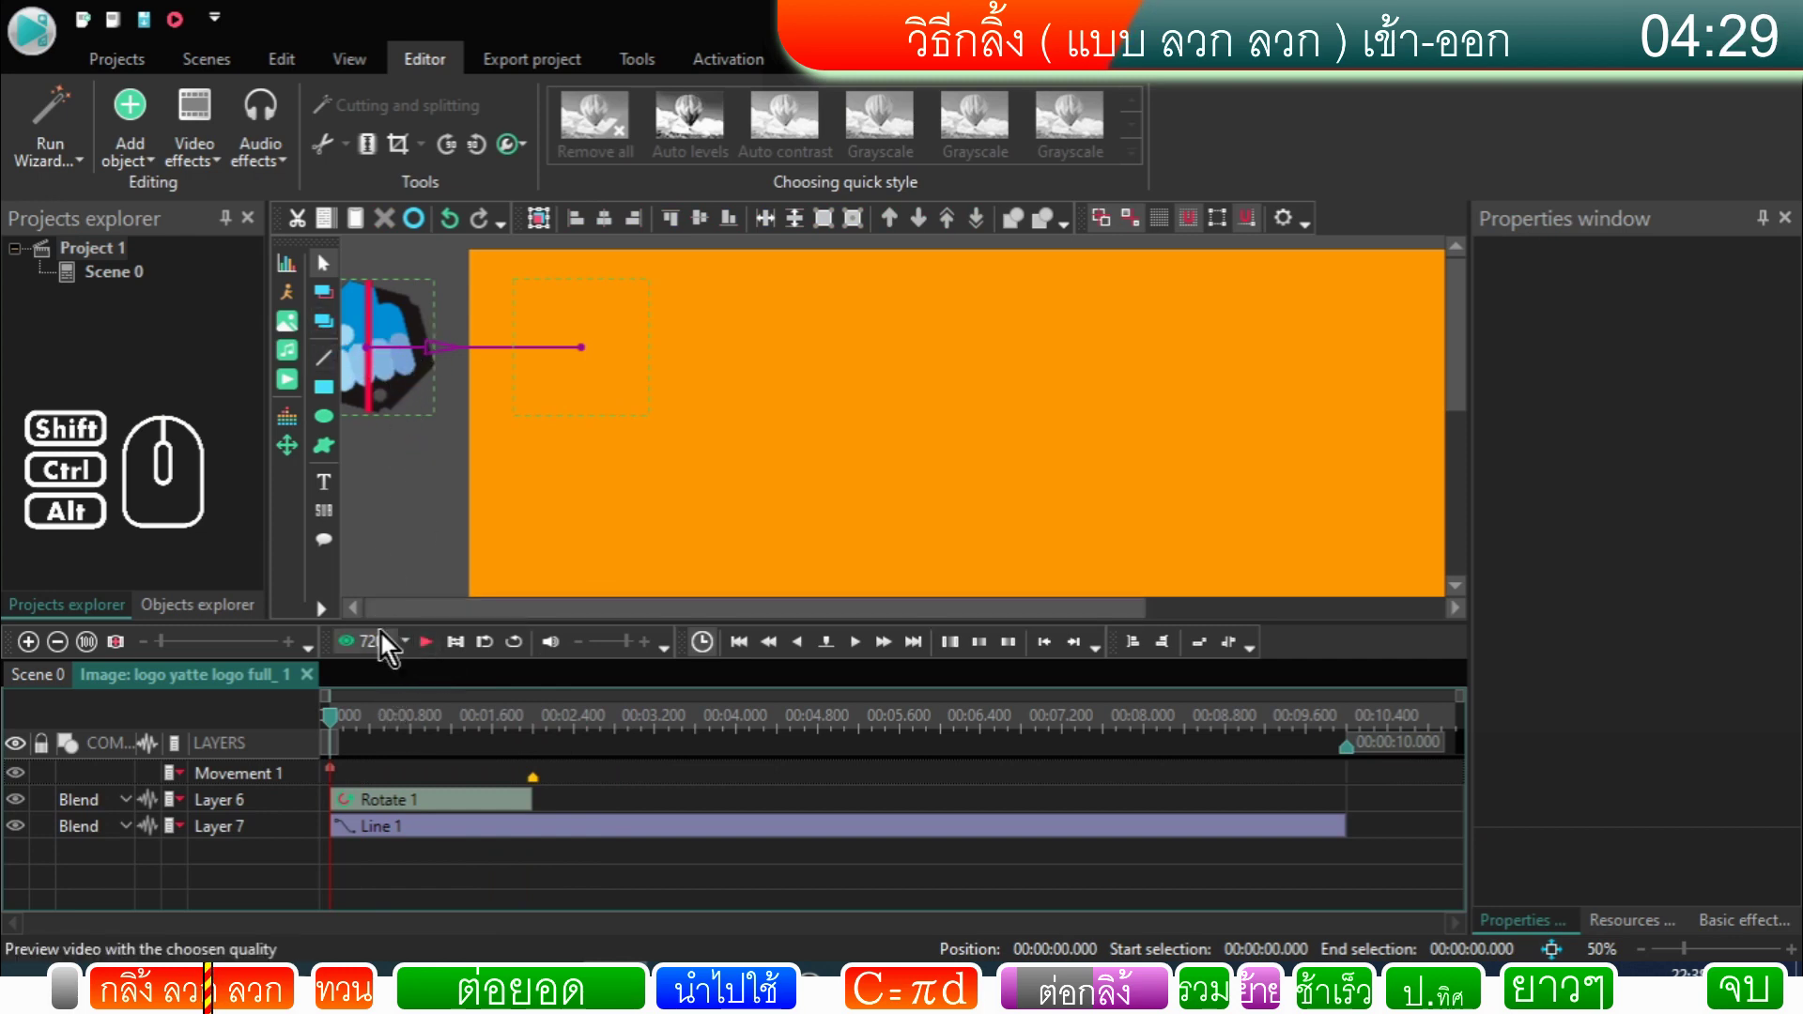
left_click(432, 656)
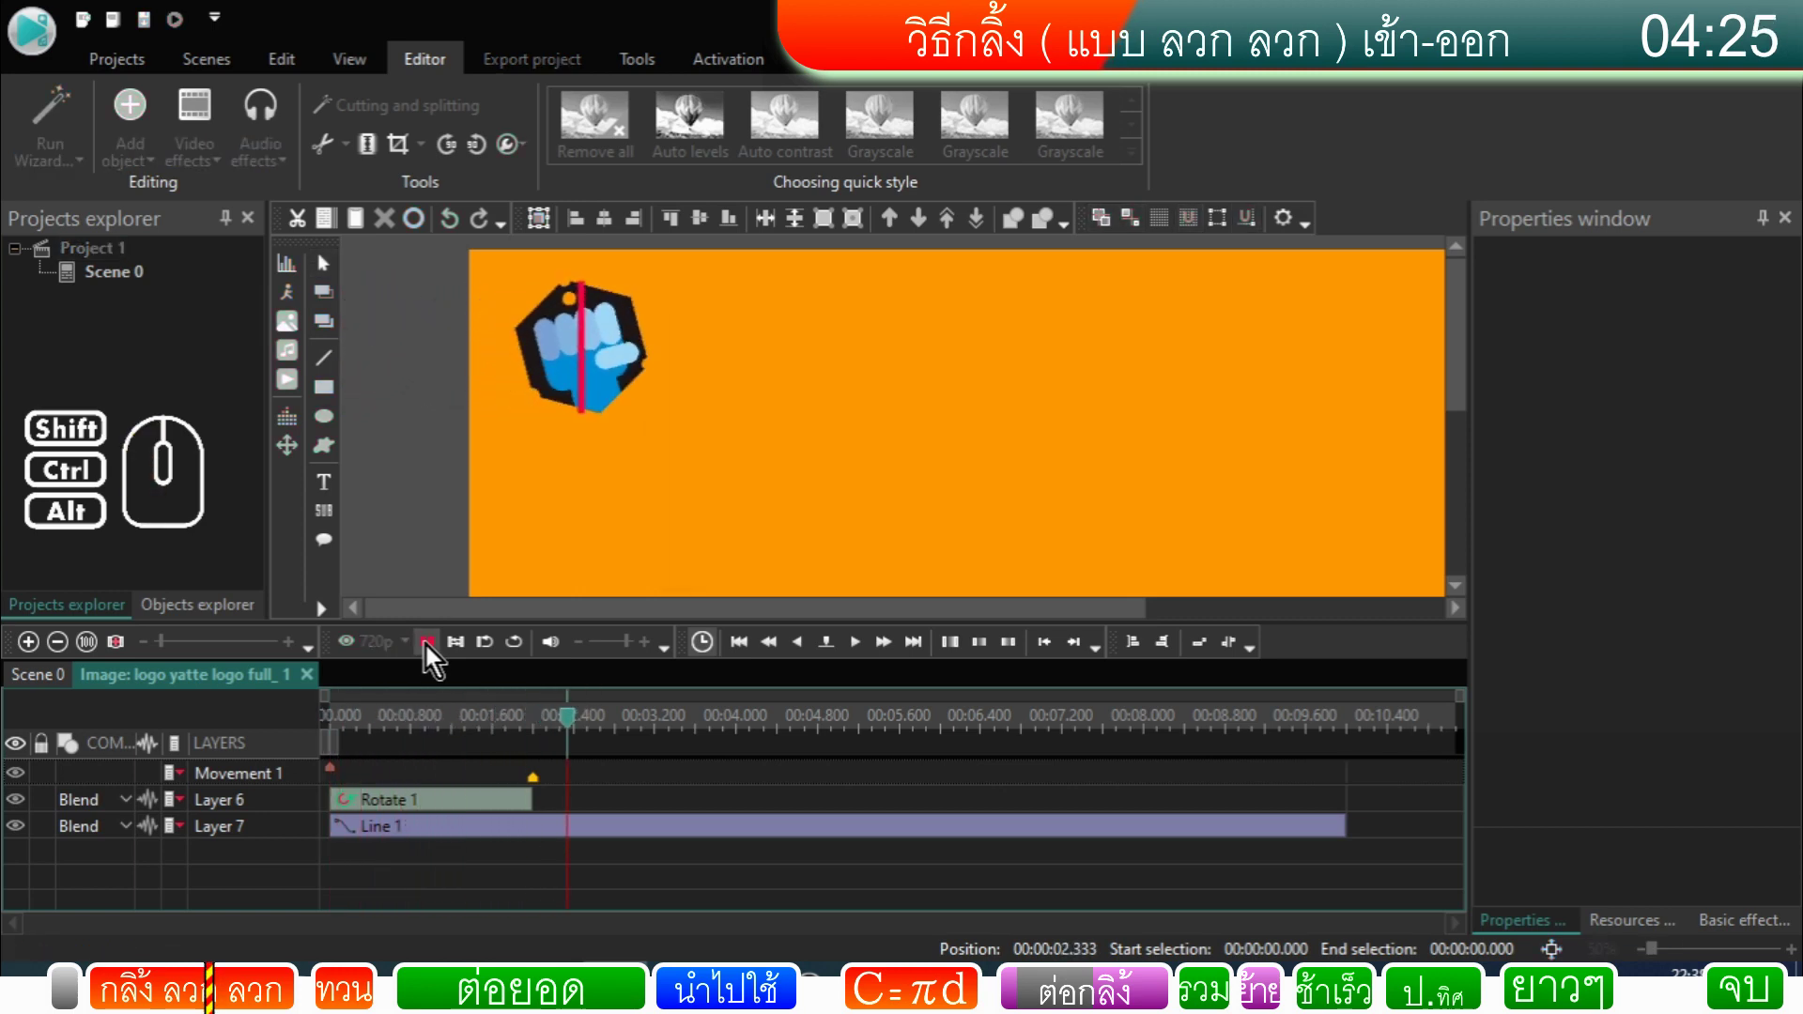
left_click(432, 656)
Step: Step the playhead frame by frame to 00:00:02.000, the end of the Rotate 1 clip
left_click(533, 731)
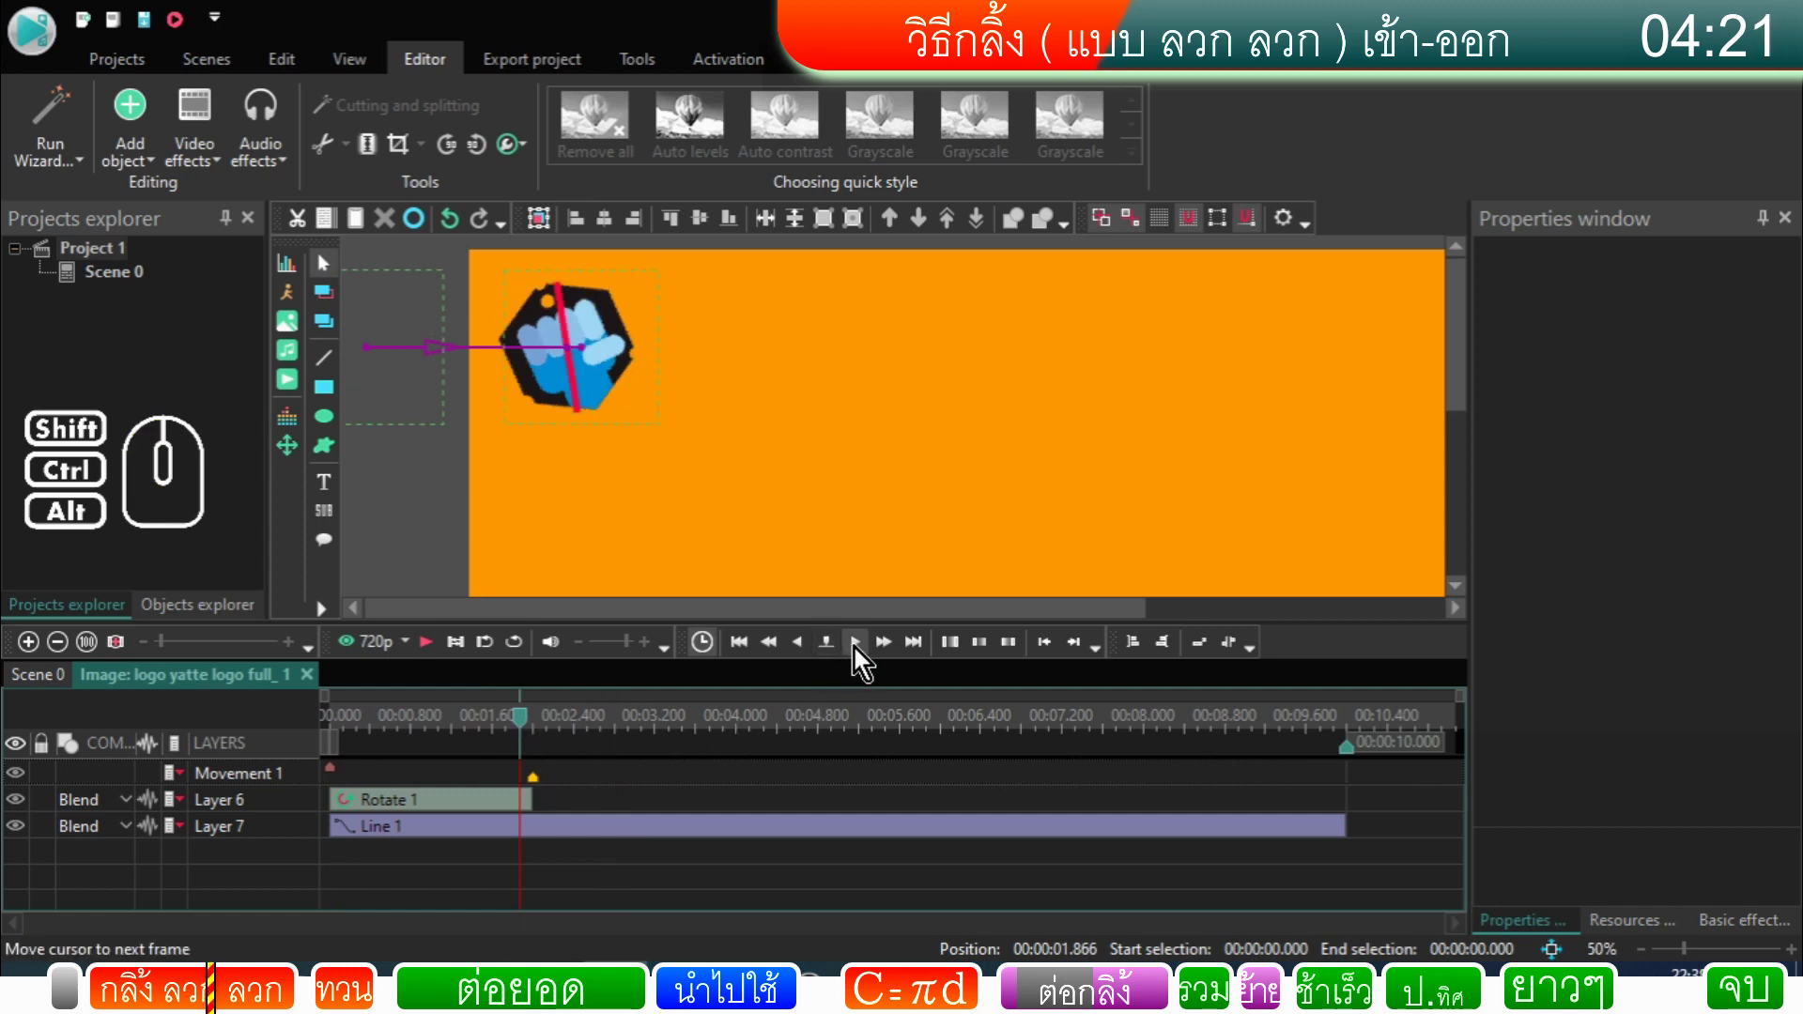
left_click(859, 655)
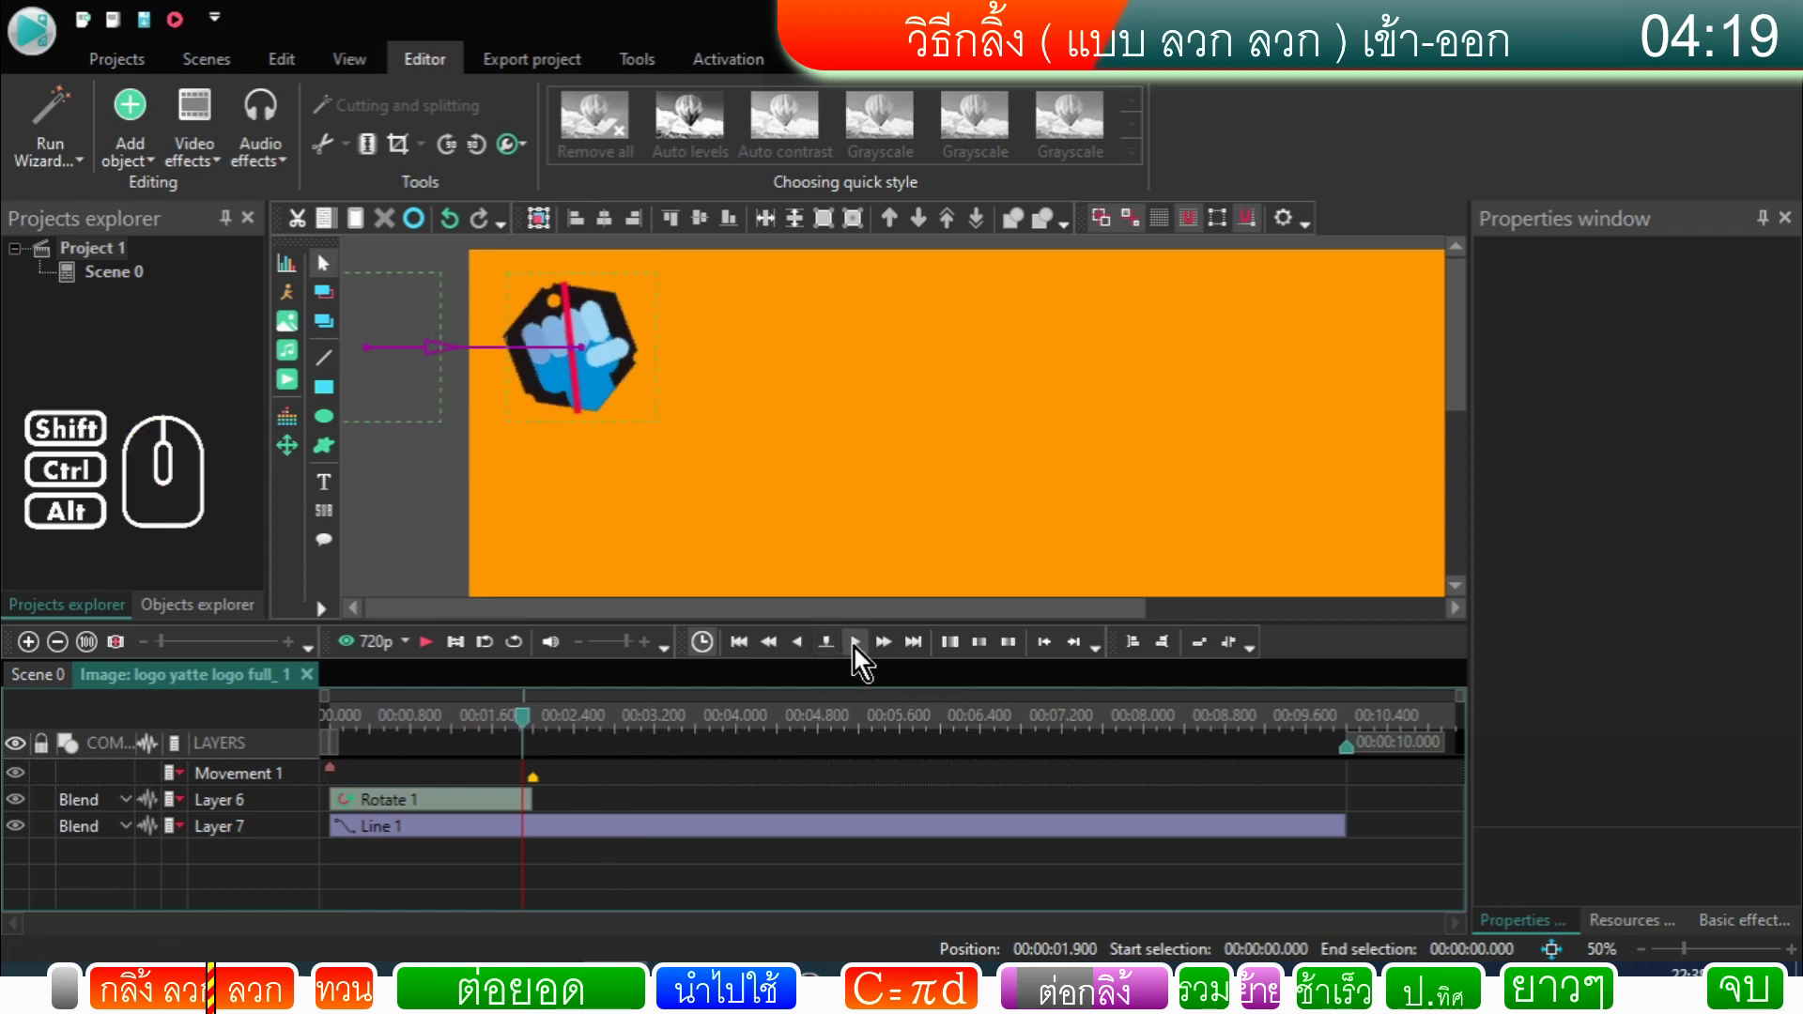
left_click(858, 655)
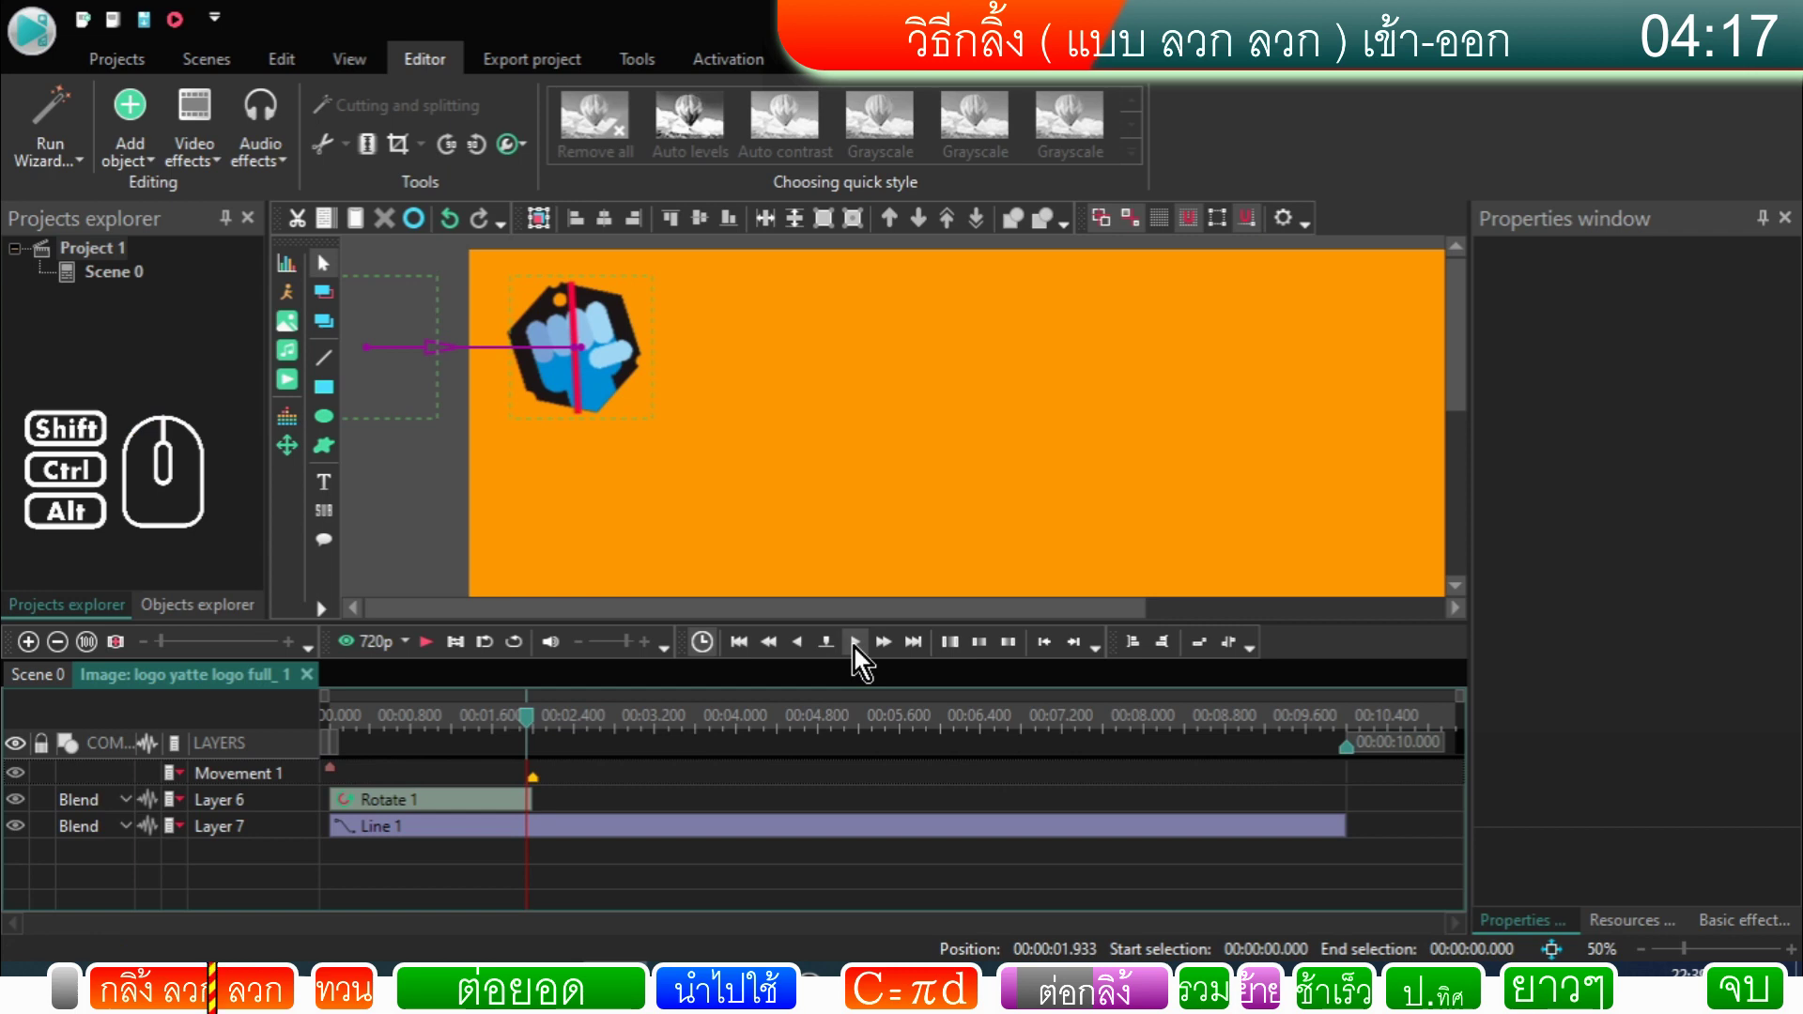
left_click(858, 656)
left_click(858, 656)
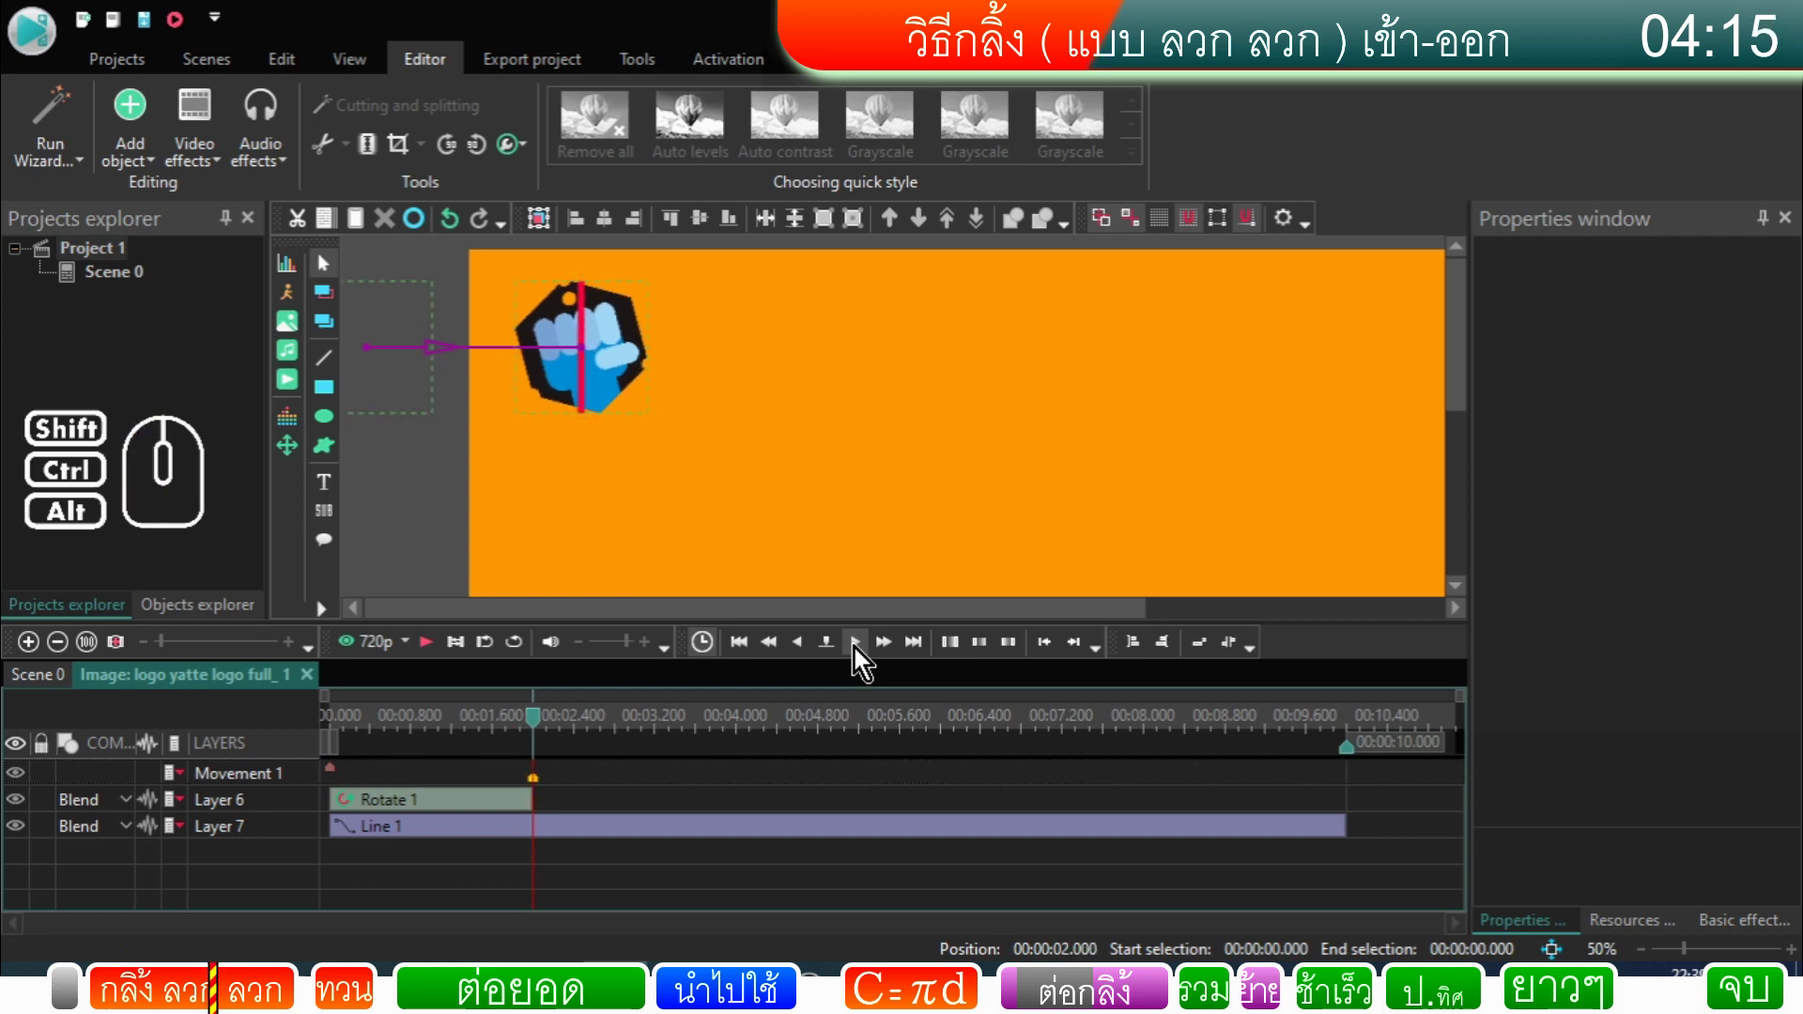
left_click(811, 660)
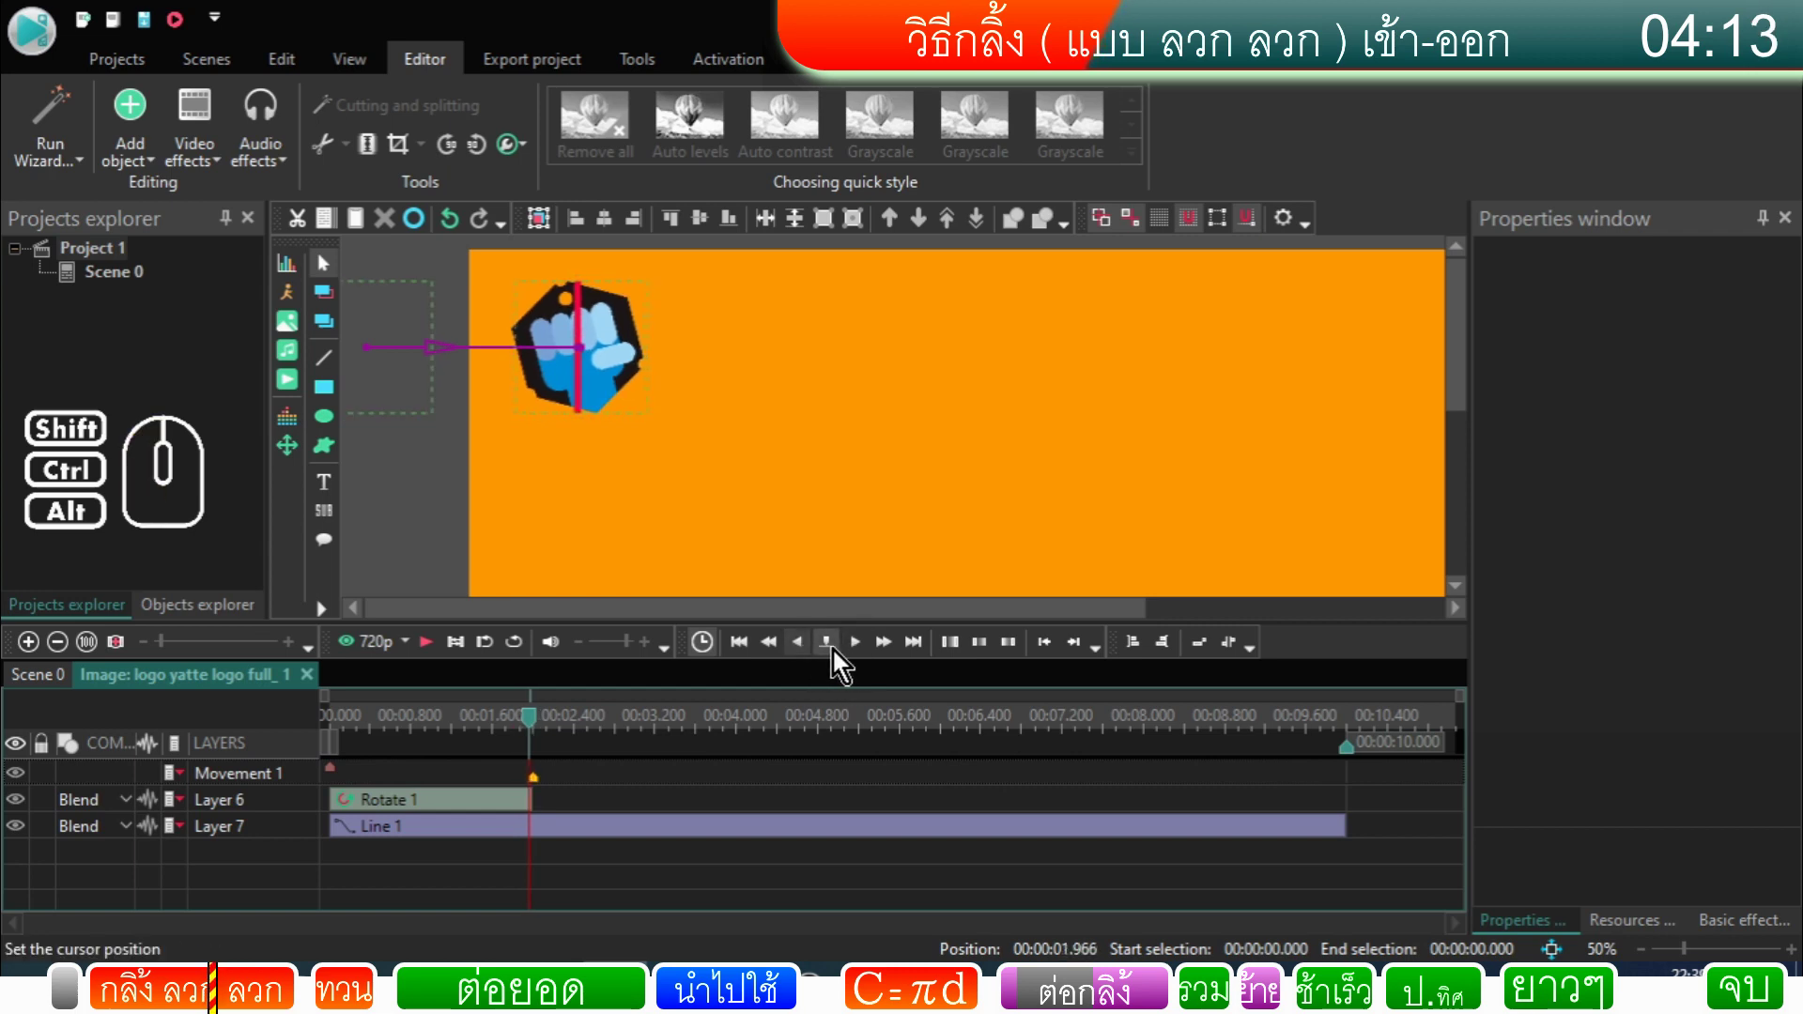
left_click(860, 660)
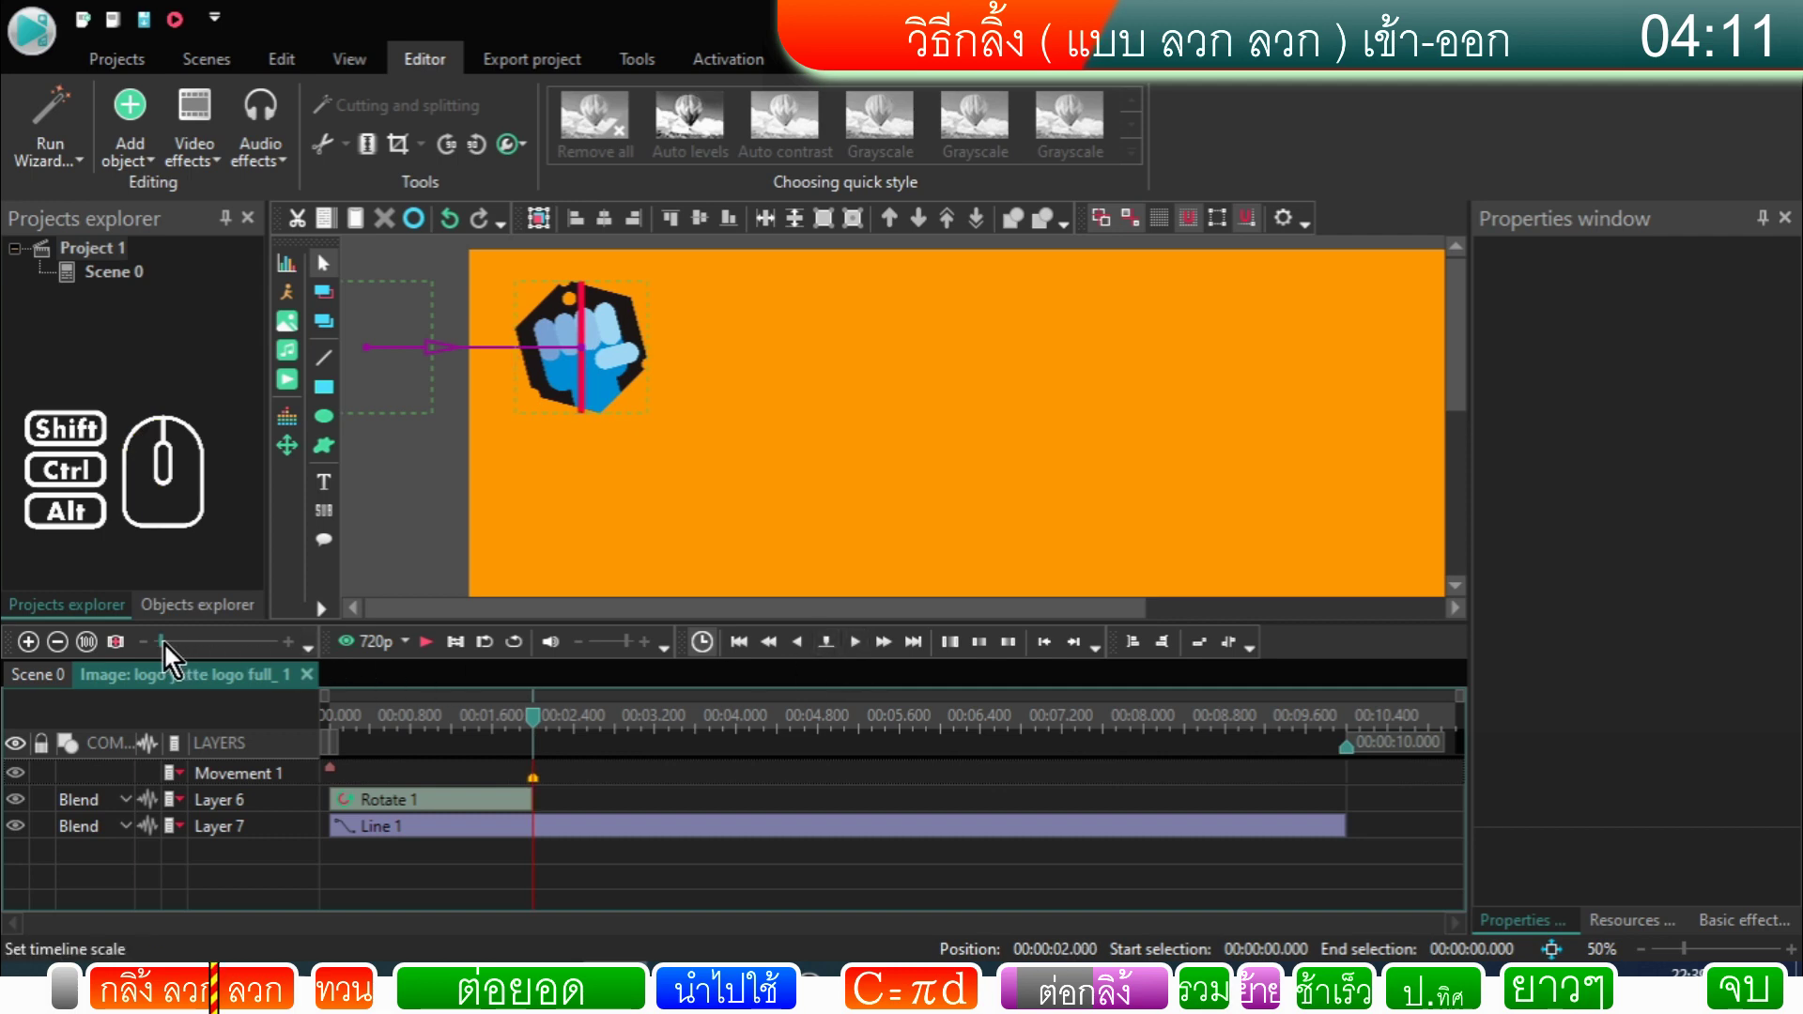
Step: Zoom the timeline in around 2 seconds and nudge the playhead a frame either side of it
left_click_drag(171, 656, 269, 672)
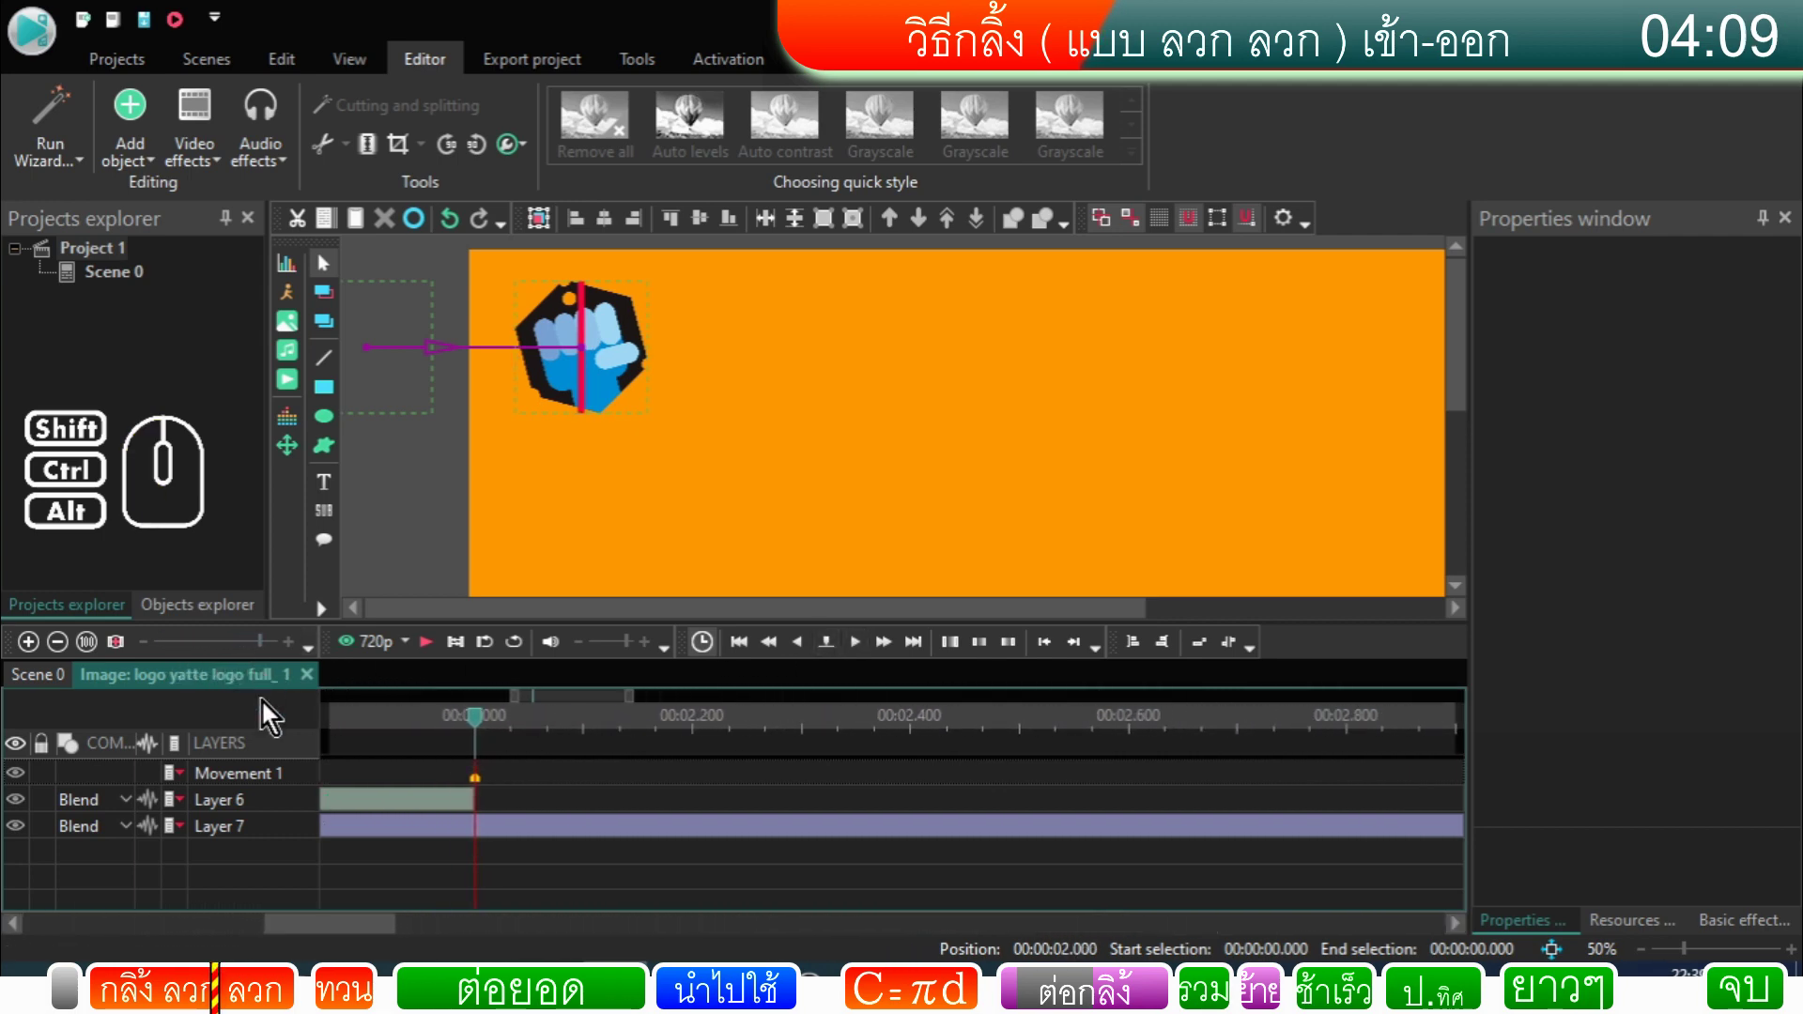
left_click_drag(317, 936, 301, 936)
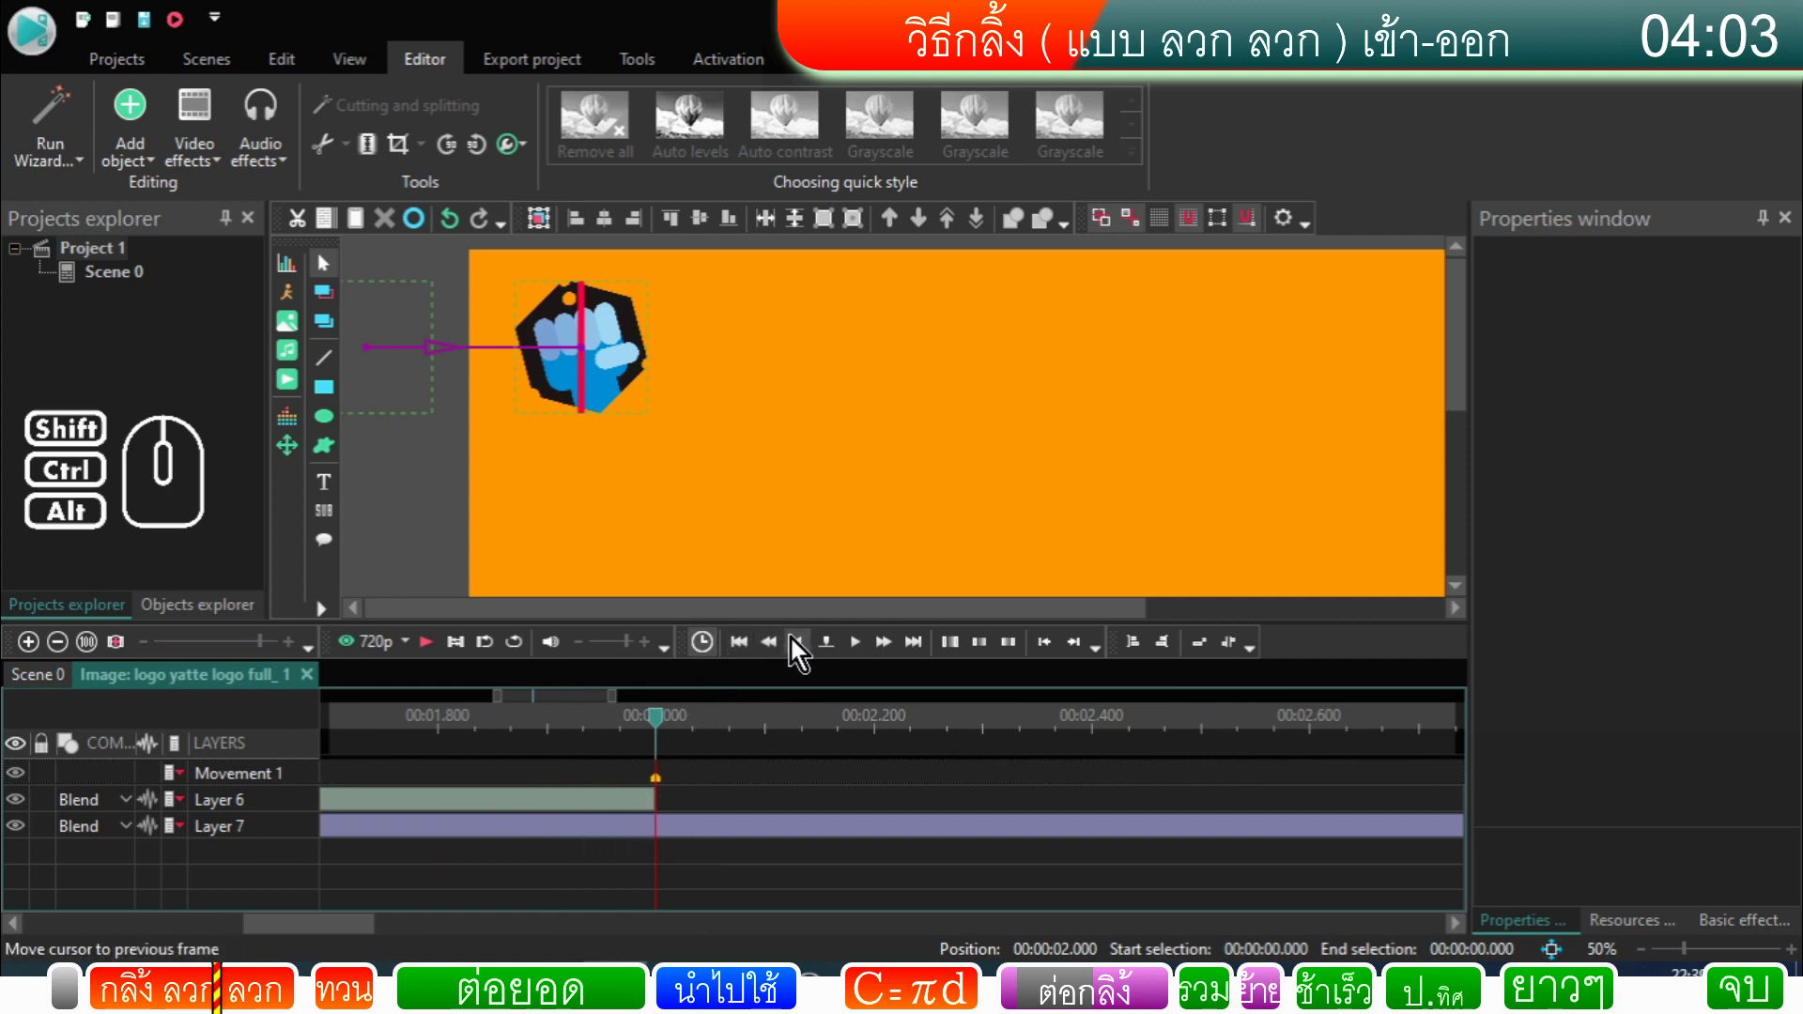
left_click(801, 647)
left_click(865, 659)
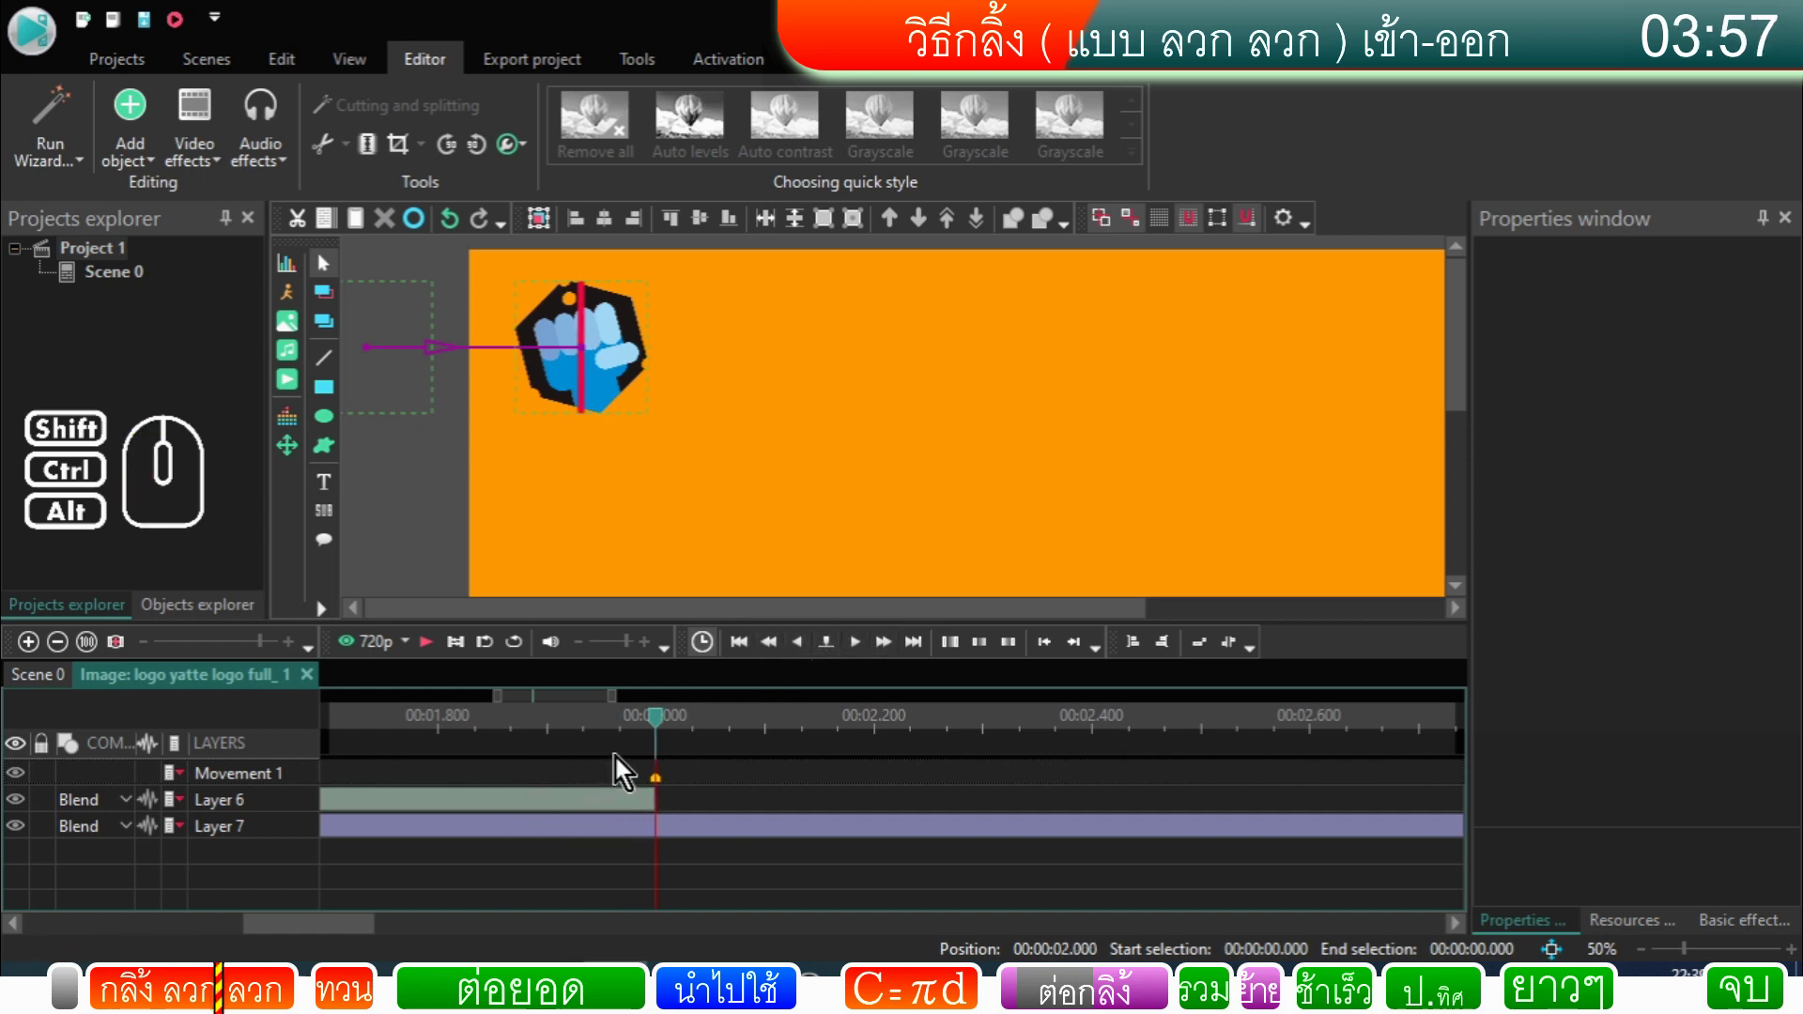
left_click(807, 663)
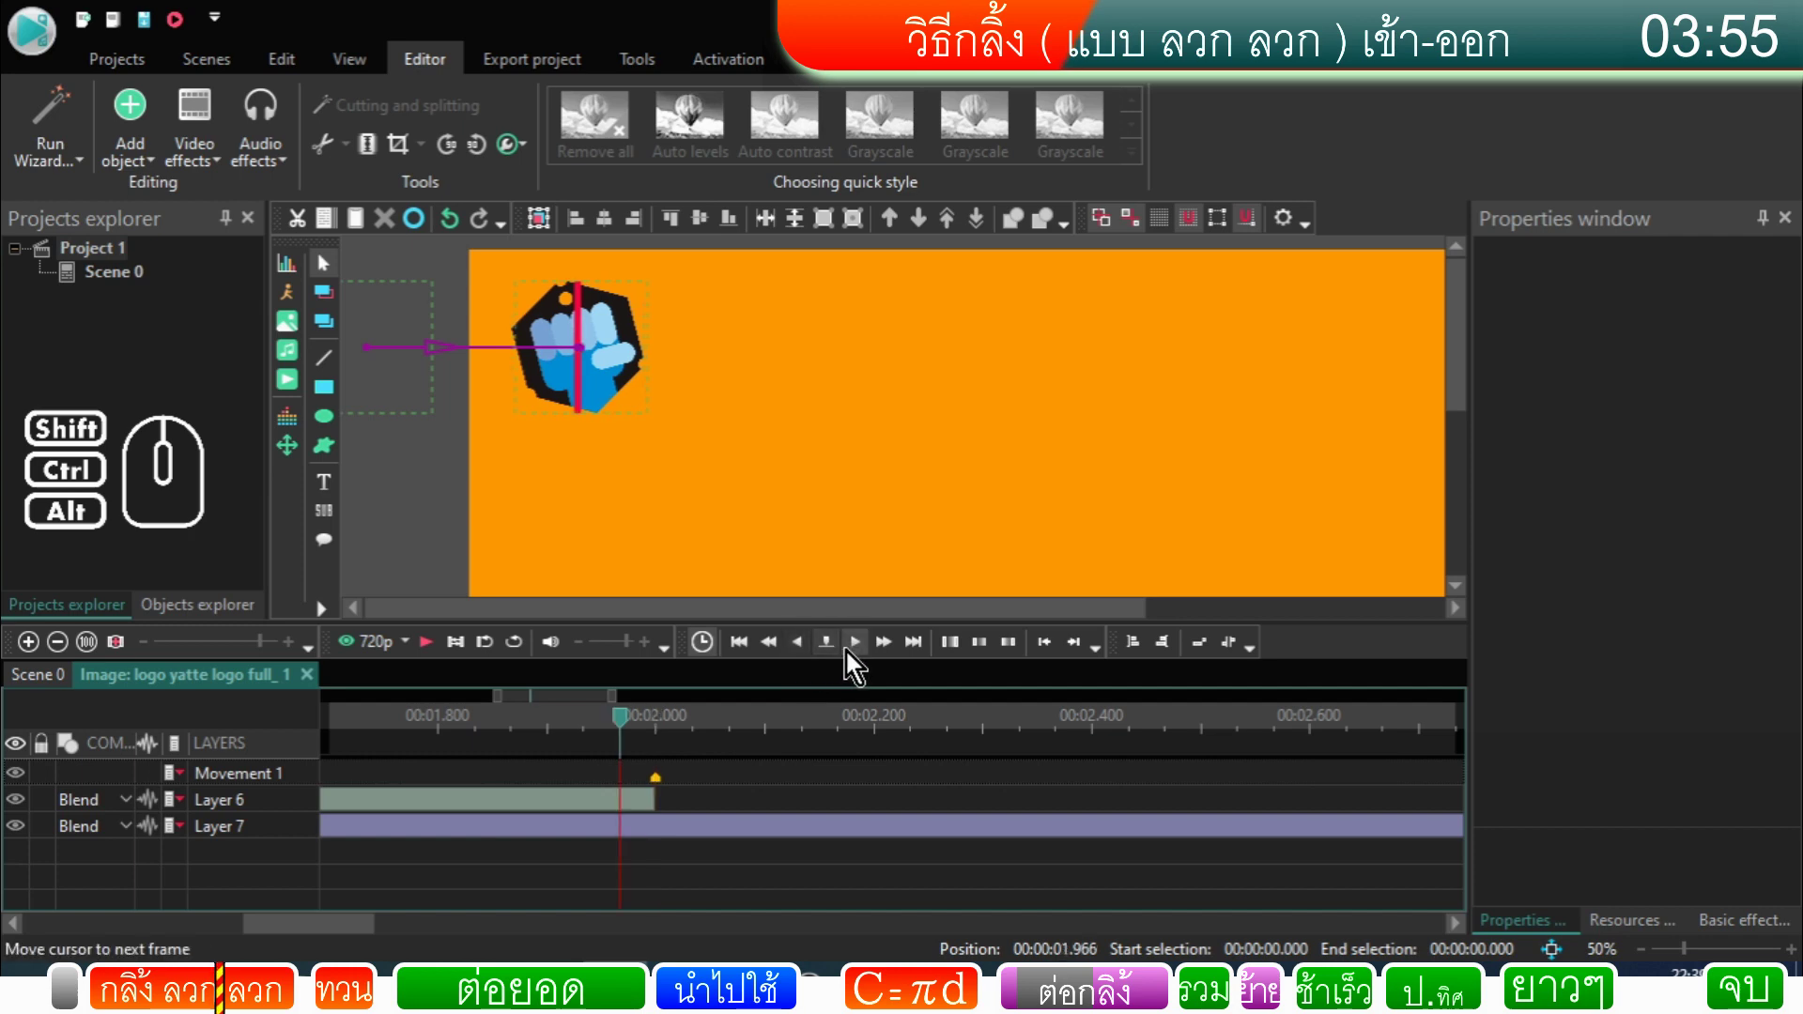
left_click(856, 660)
left_click(806, 660)
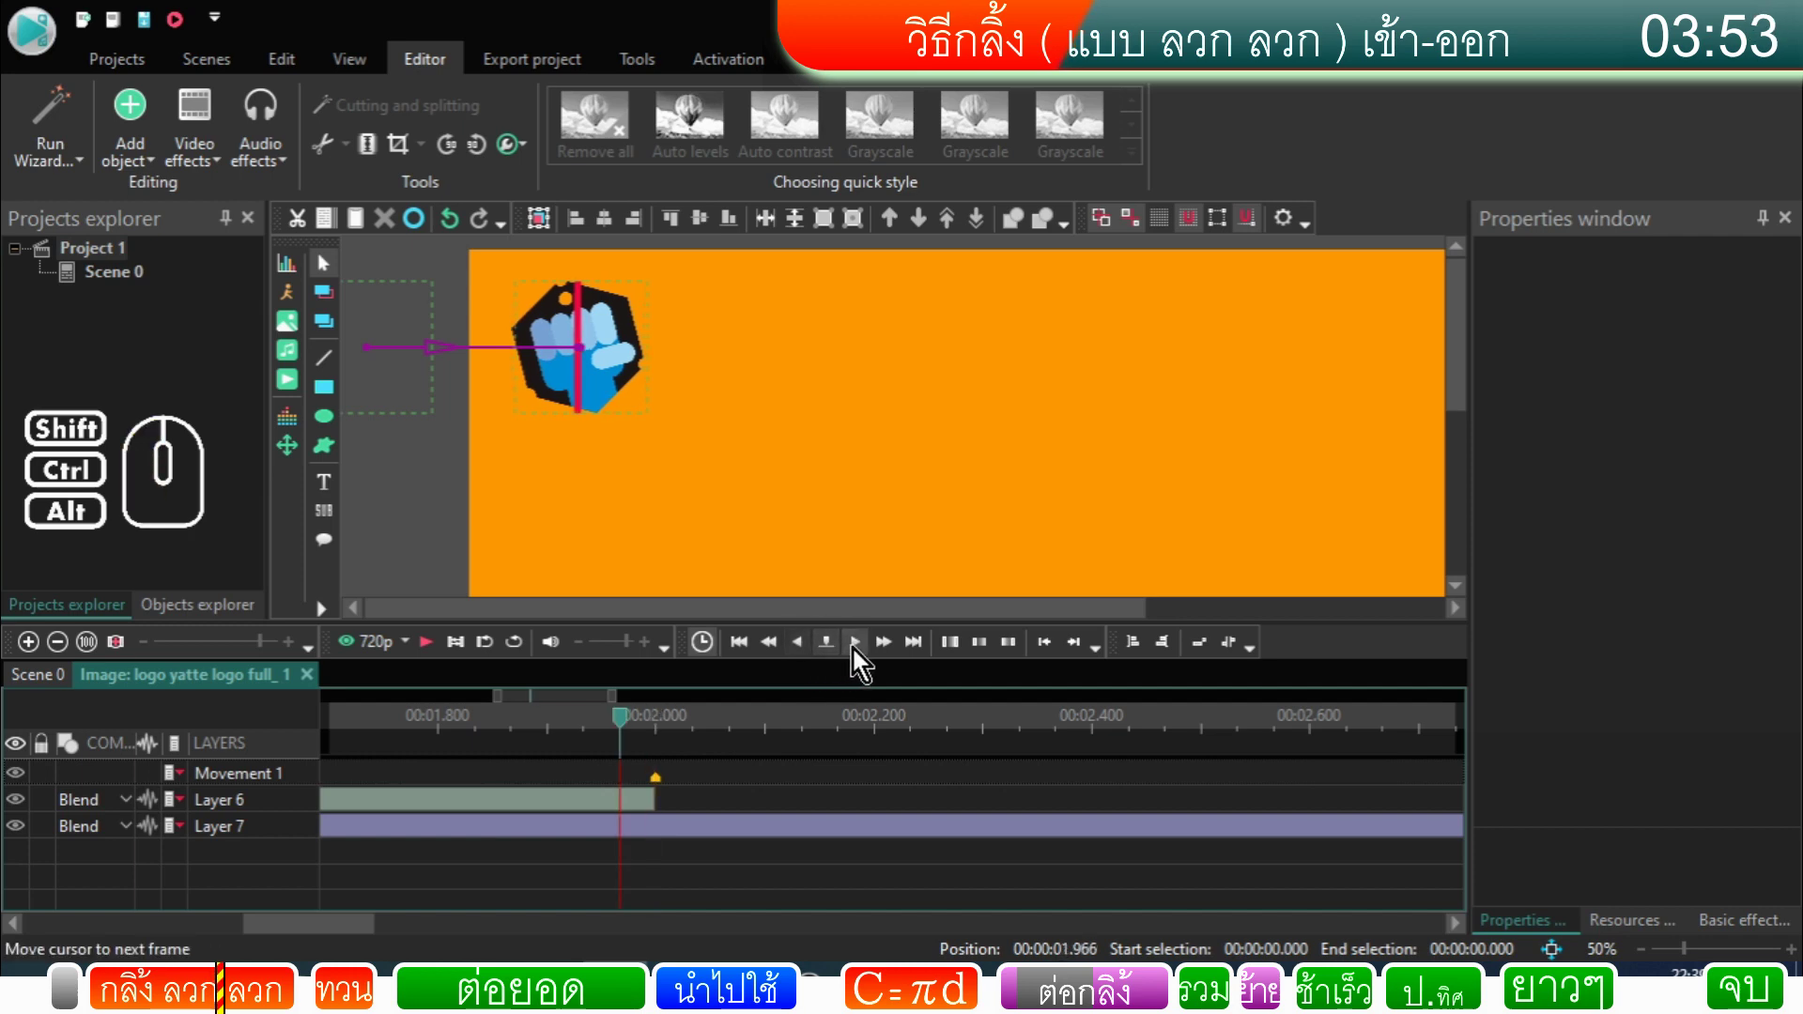
left_click(859, 659)
left_click(807, 659)
left_click(861, 661)
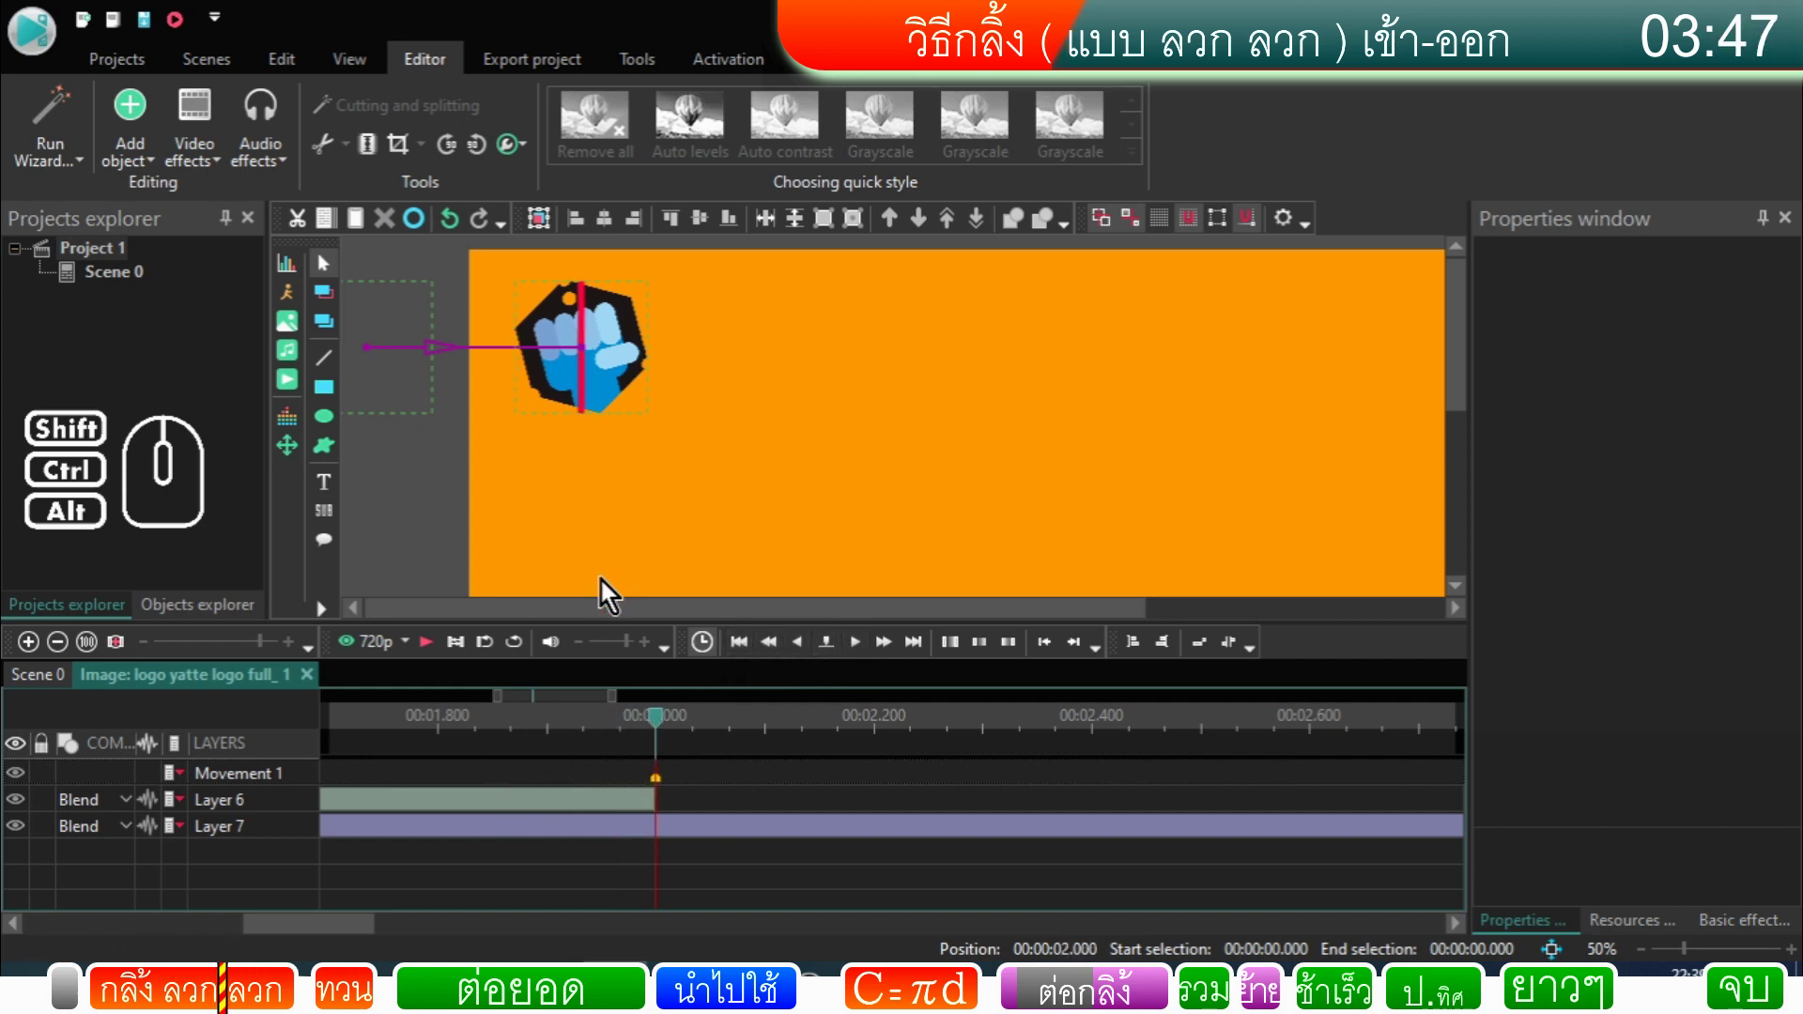
Step: Select Rotate 1 and zoom the timeline in closely on its end to lengthen it to 61 frames
left_click(647, 815)
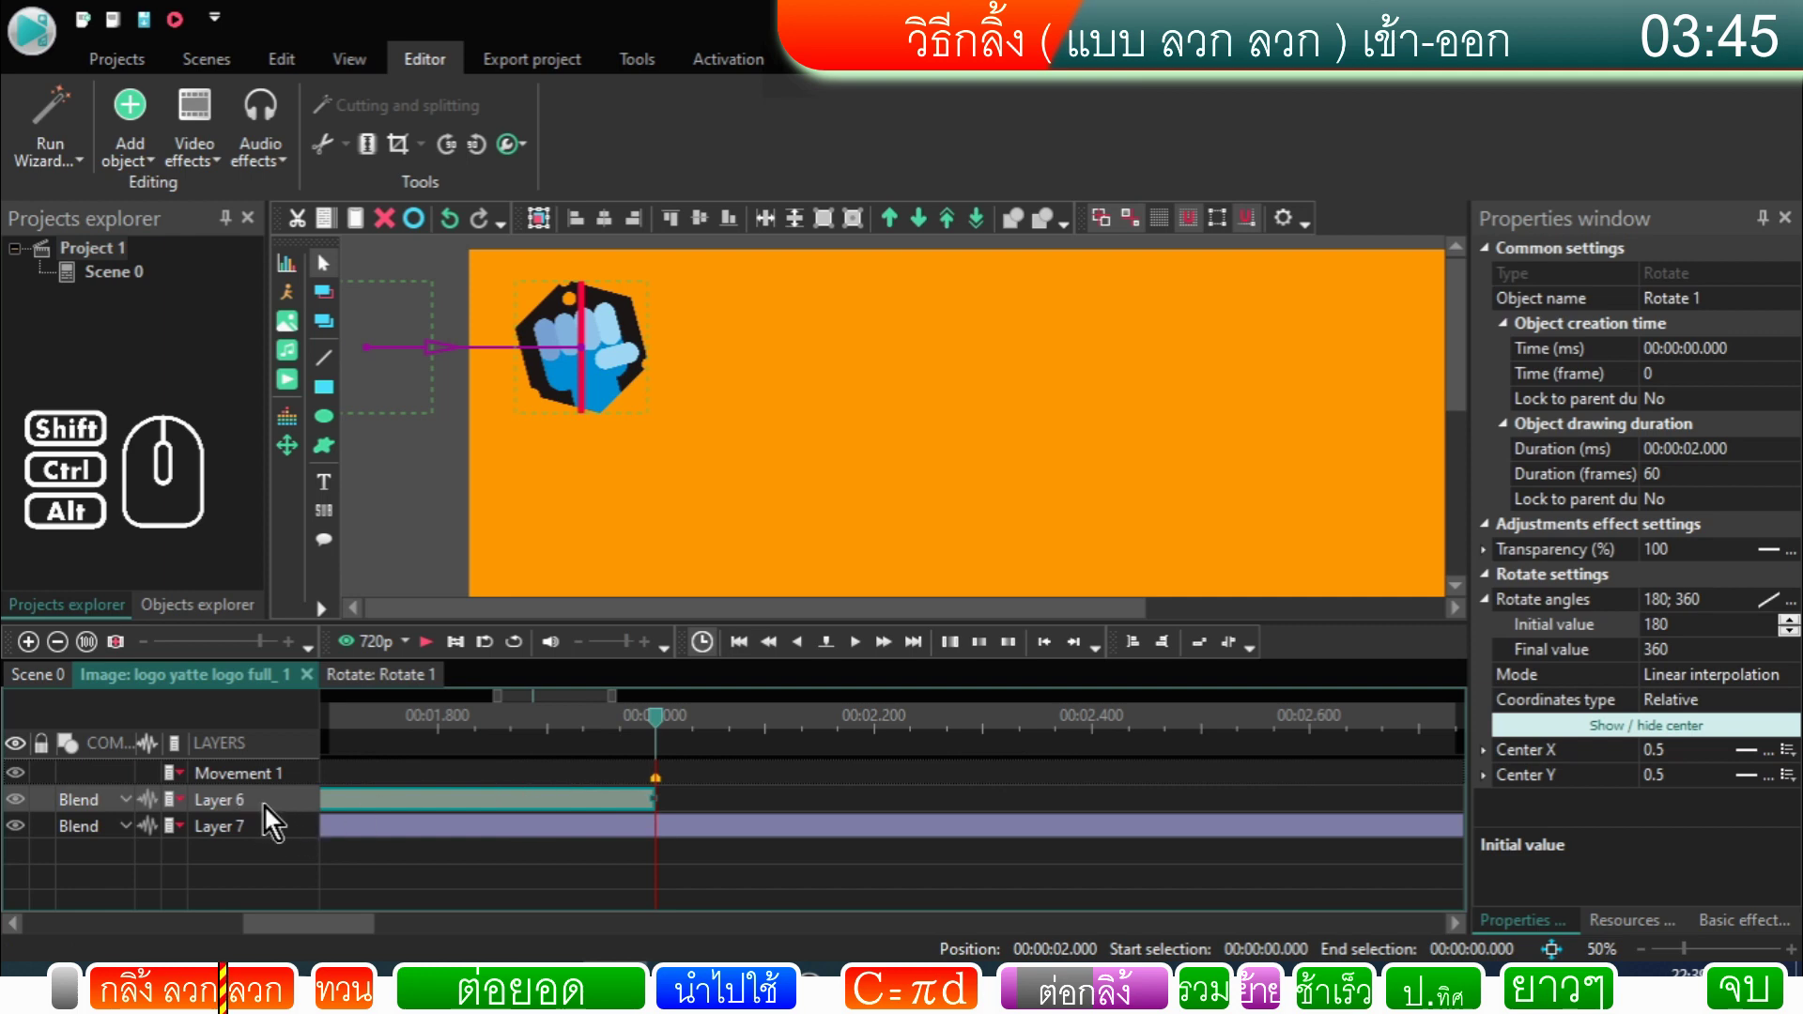
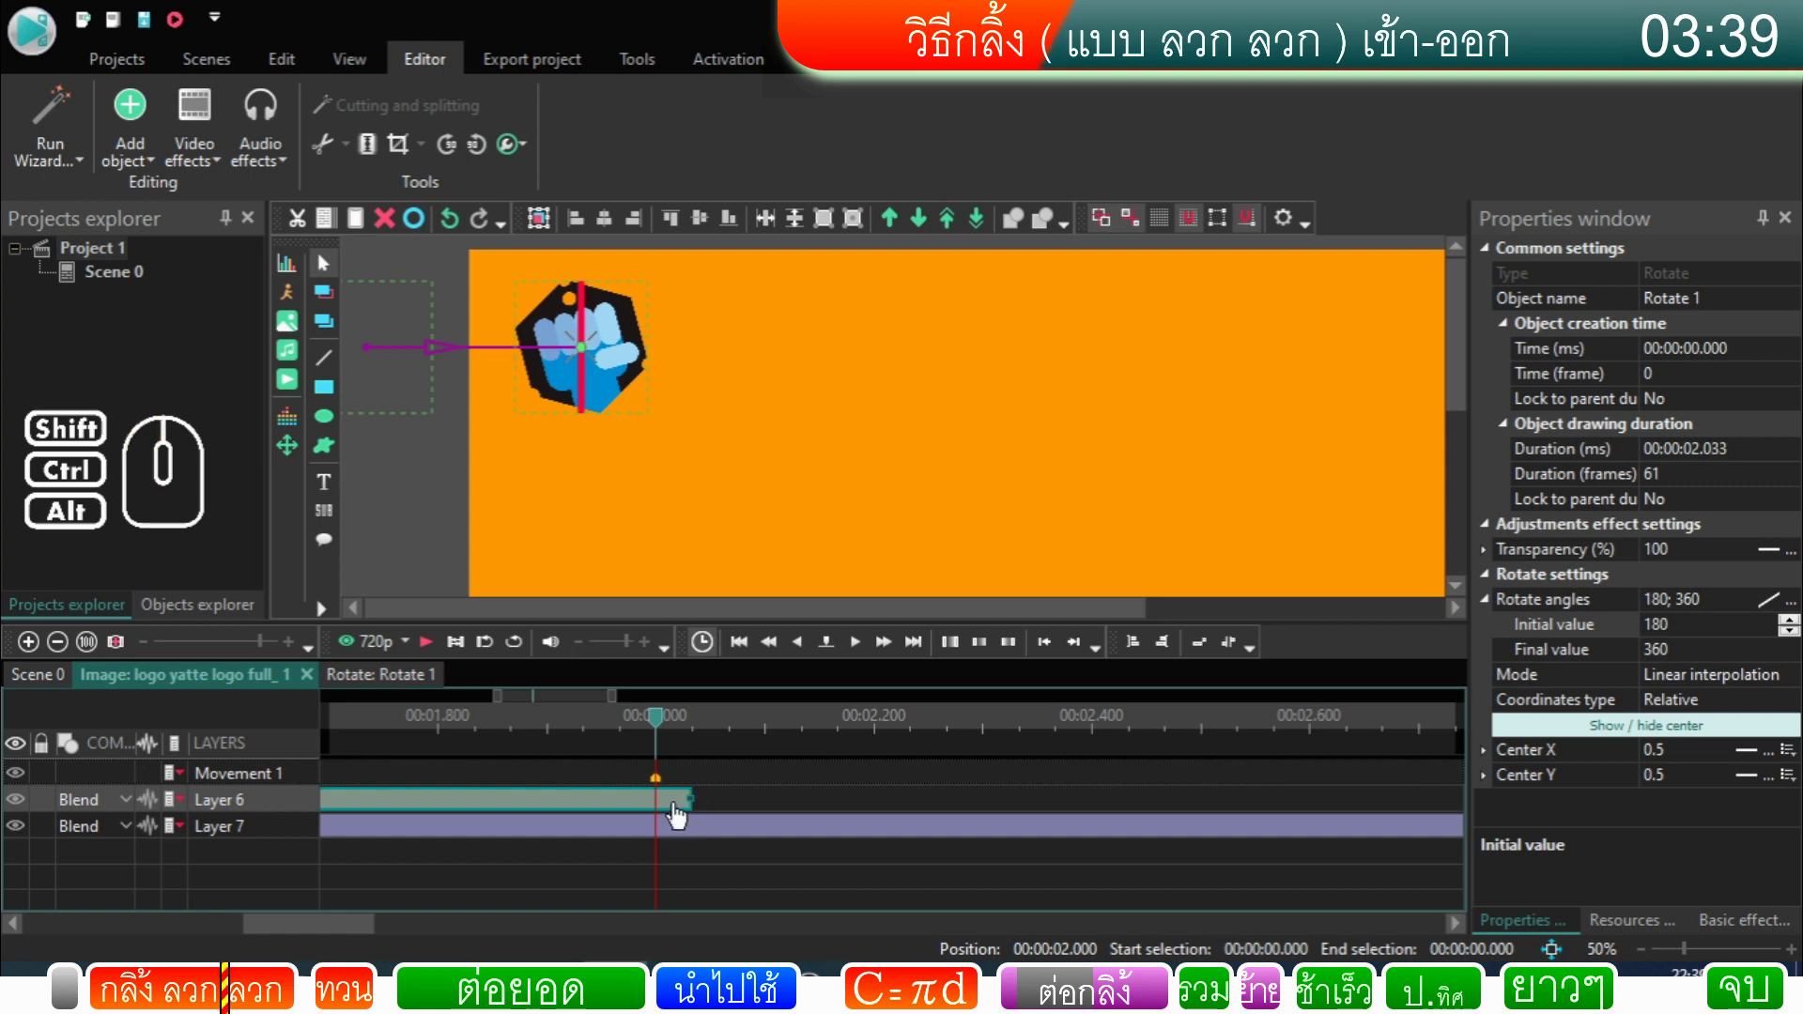
left_click(154, 656)
double_click(154, 655)
left_click(153, 658)
left_click(153, 657)
left_click(154, 657)
left_click(153, 658)
left_click(155, 659)
left_click(155, 659)
left_click(155, 659)
double_click(155, 659)
Step: Zoom back out to see the whole rotation, rewind and play it to check
left_click_drag(323, 933, 265, 933)
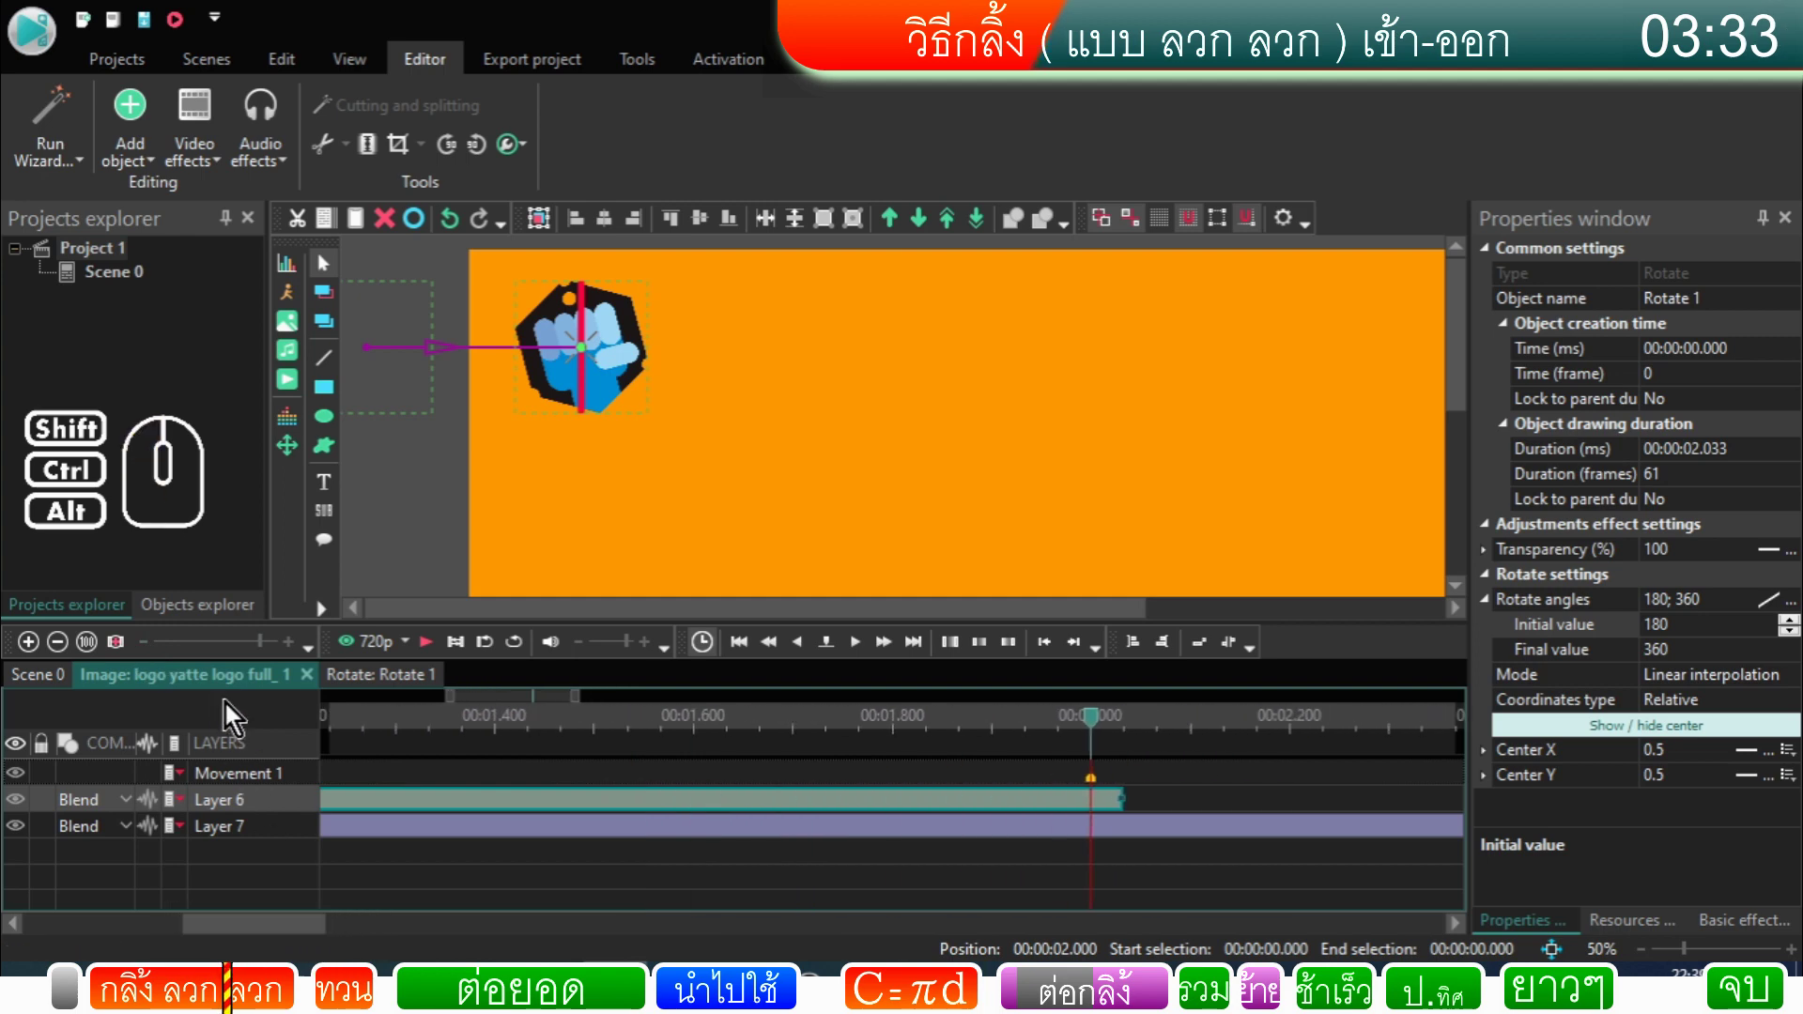
left_click_drag(263, 653, 212, 669)
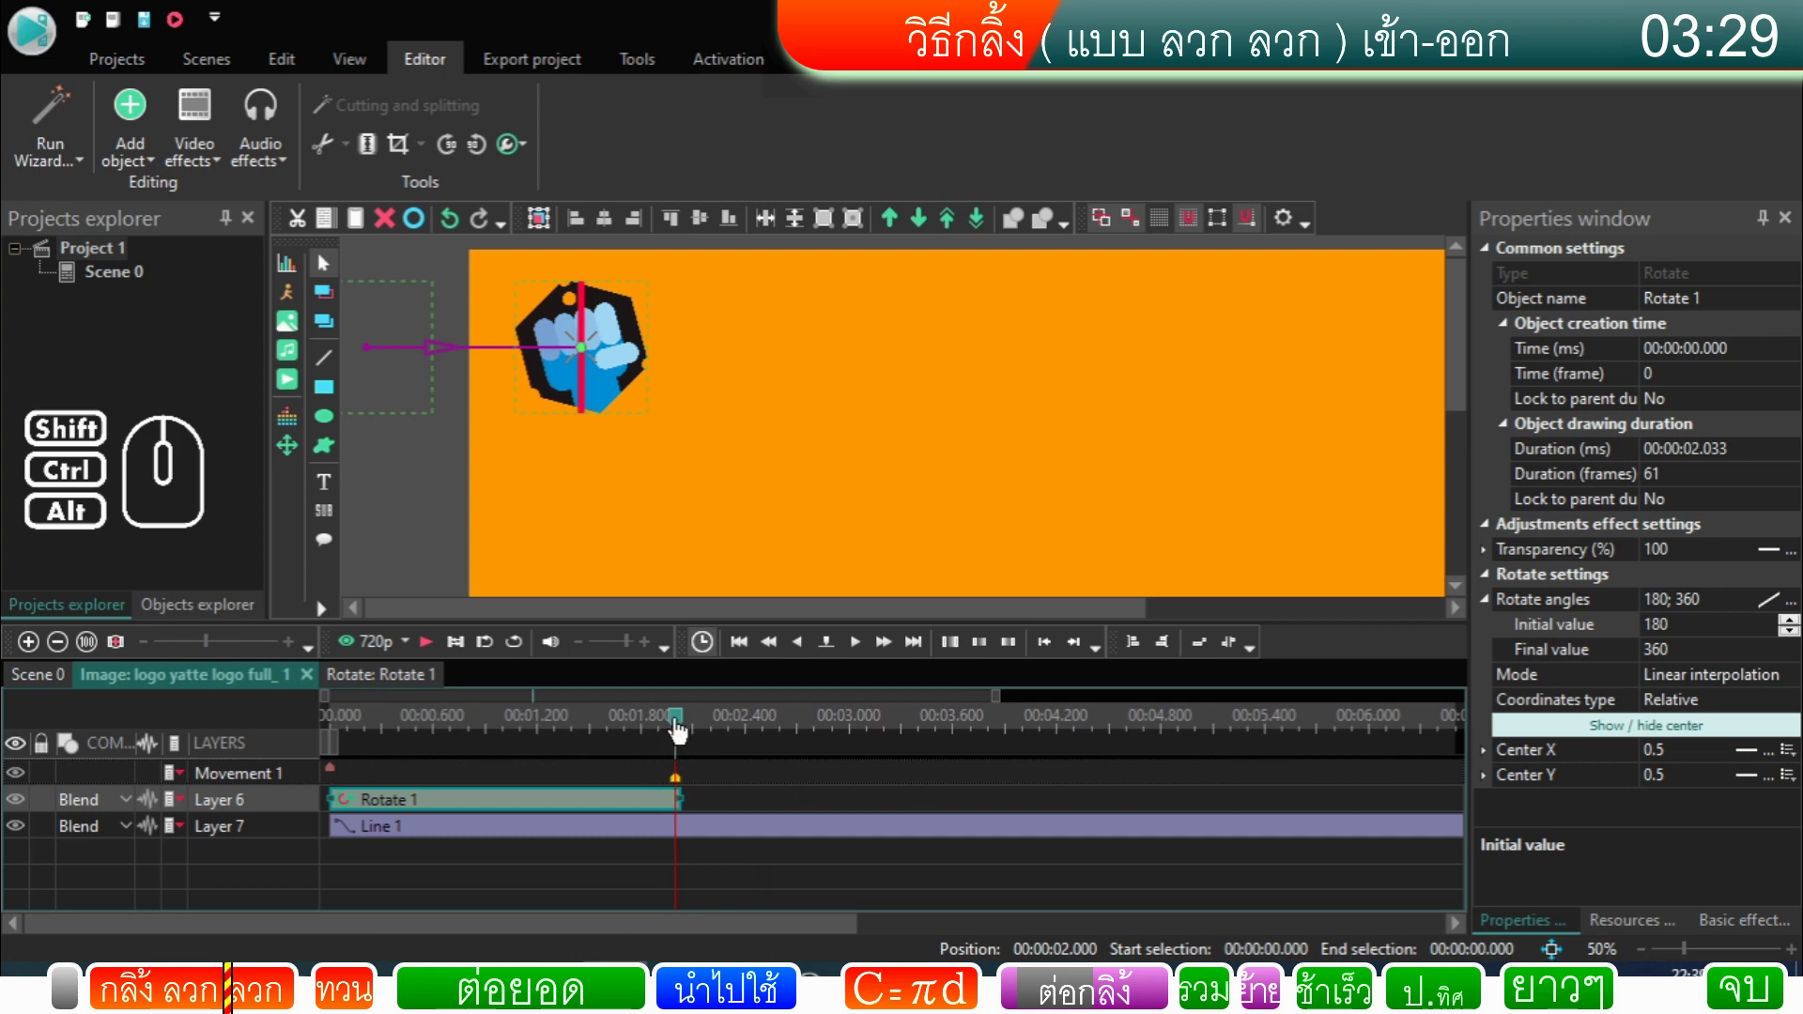
left_click_drag(684, 731, 317, 749)
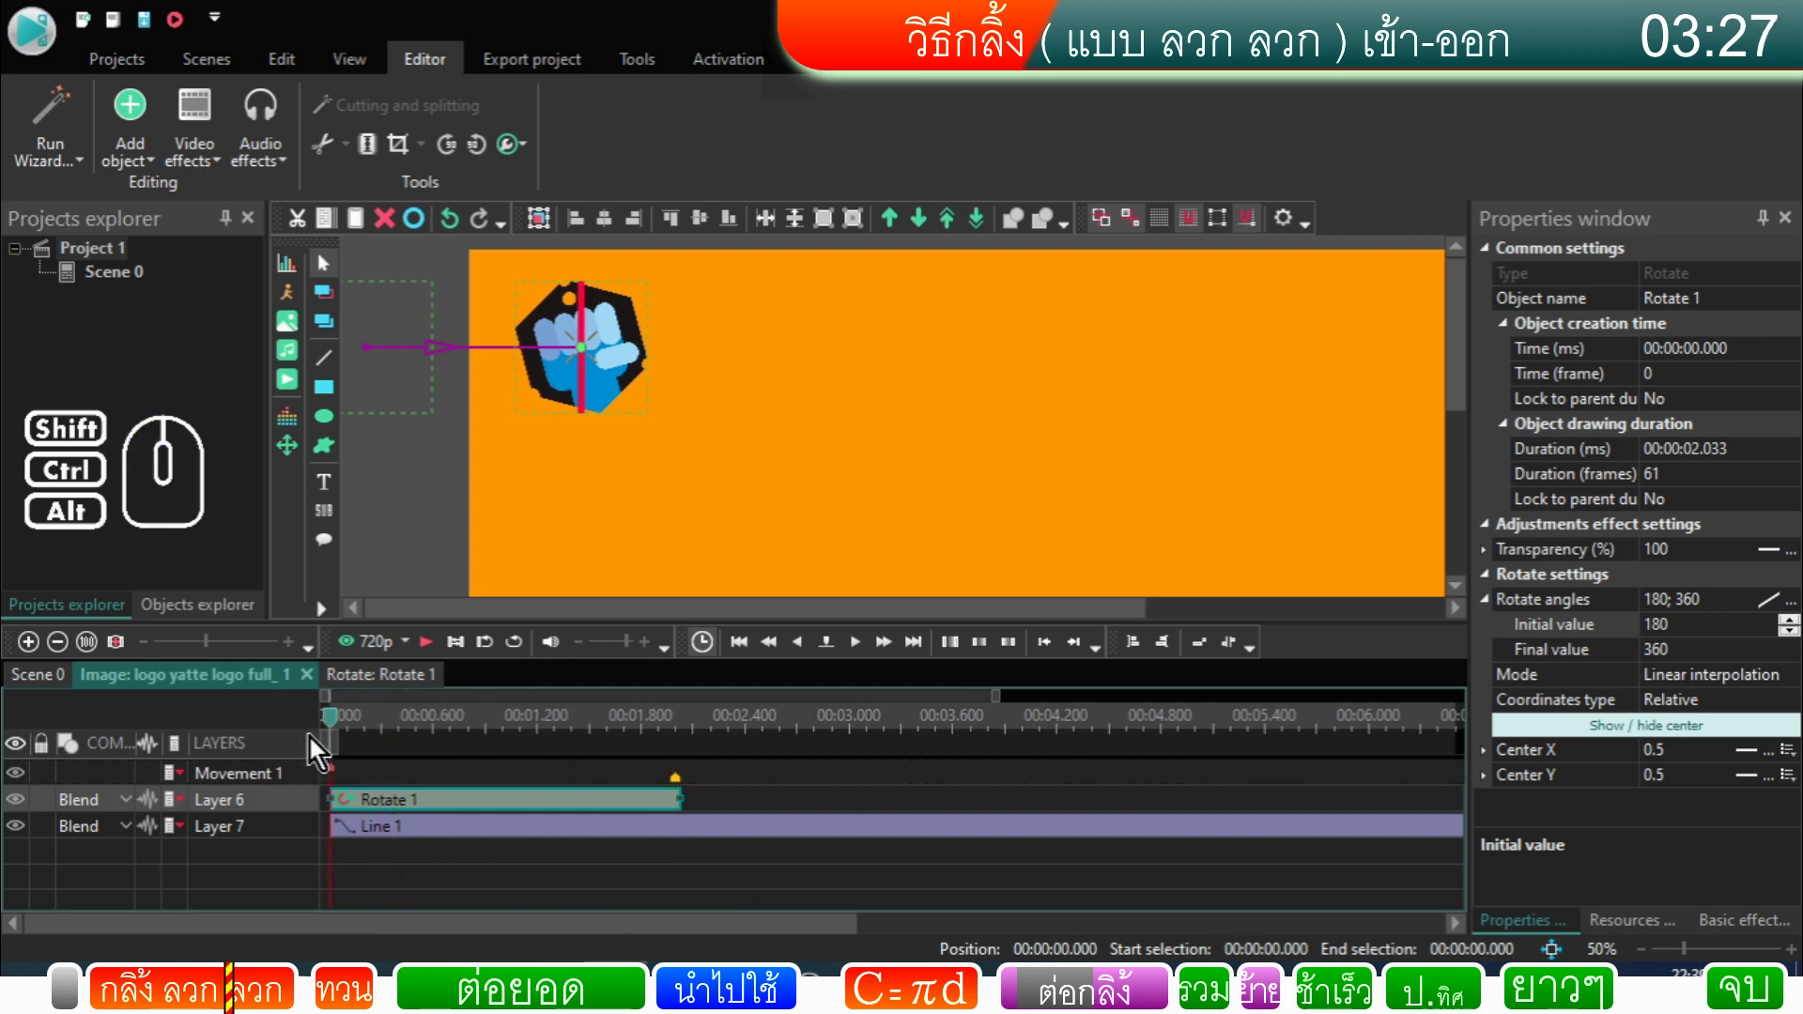
left_click(445, 654)
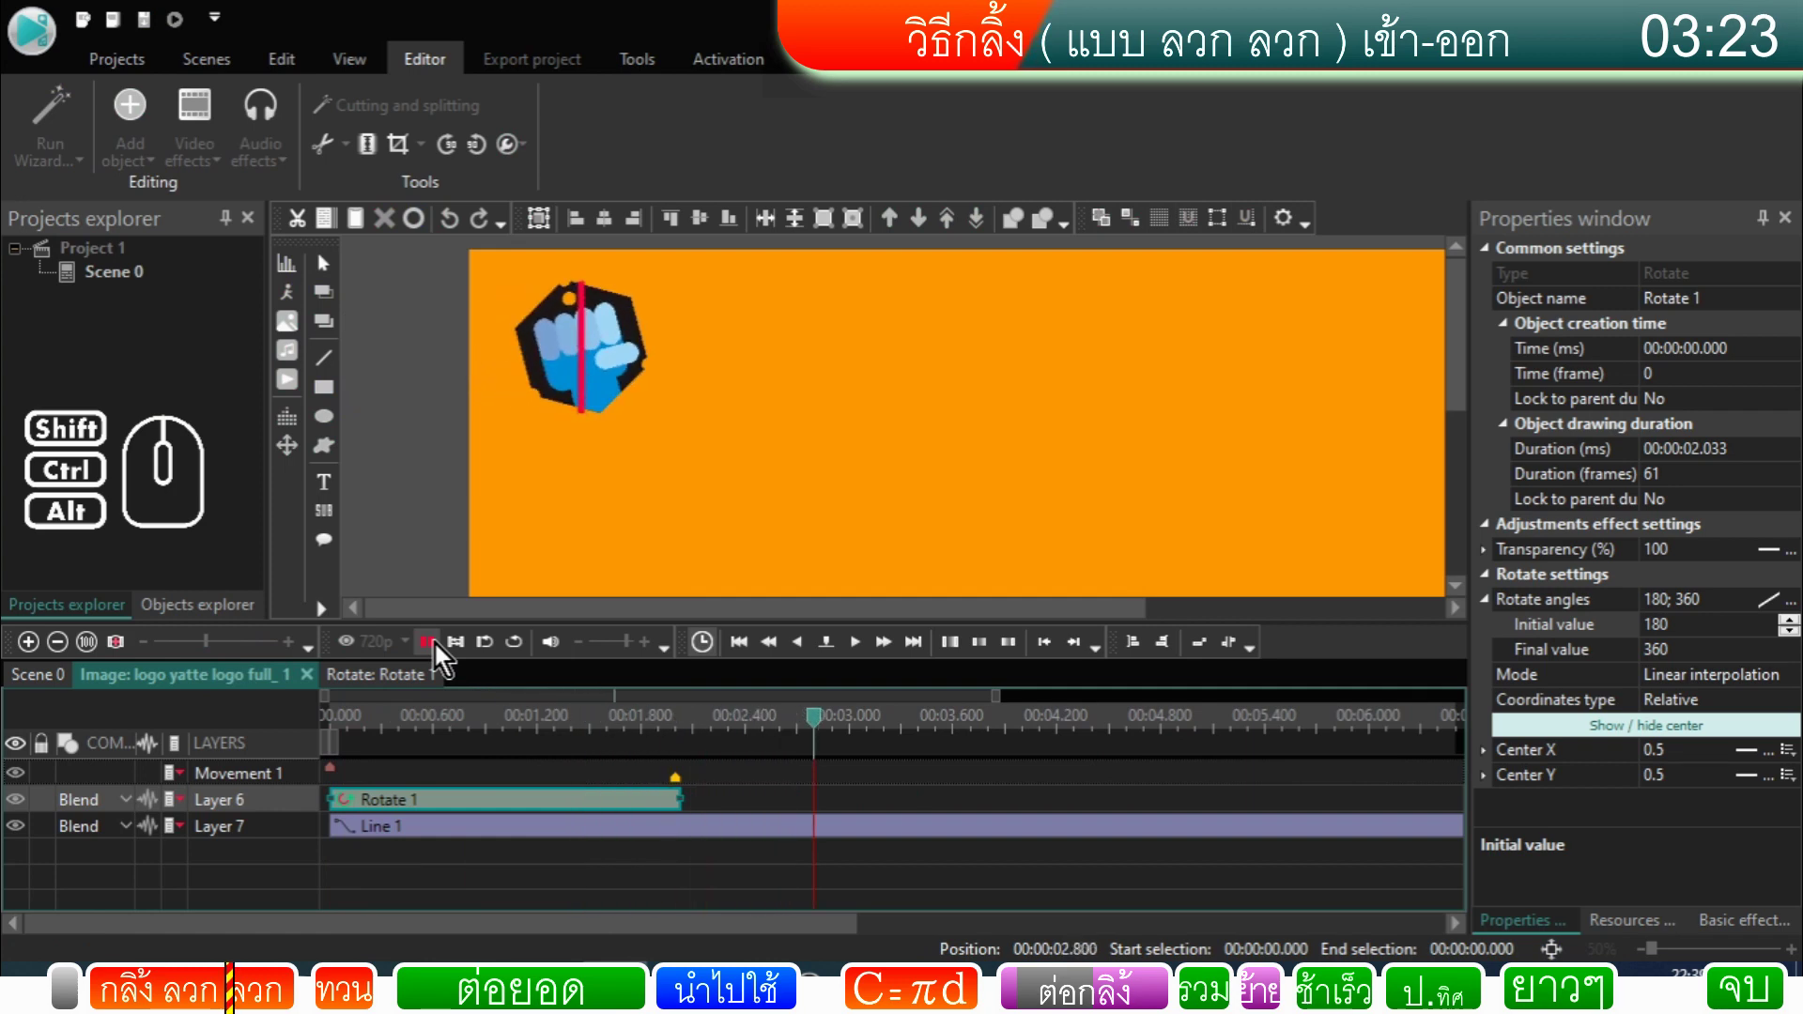
left_click(444, 653)
Step: Step through frames to the rotation's 2.033-second end and park the playhead just past it
left_click(679, 731)
left_click(876, 659)
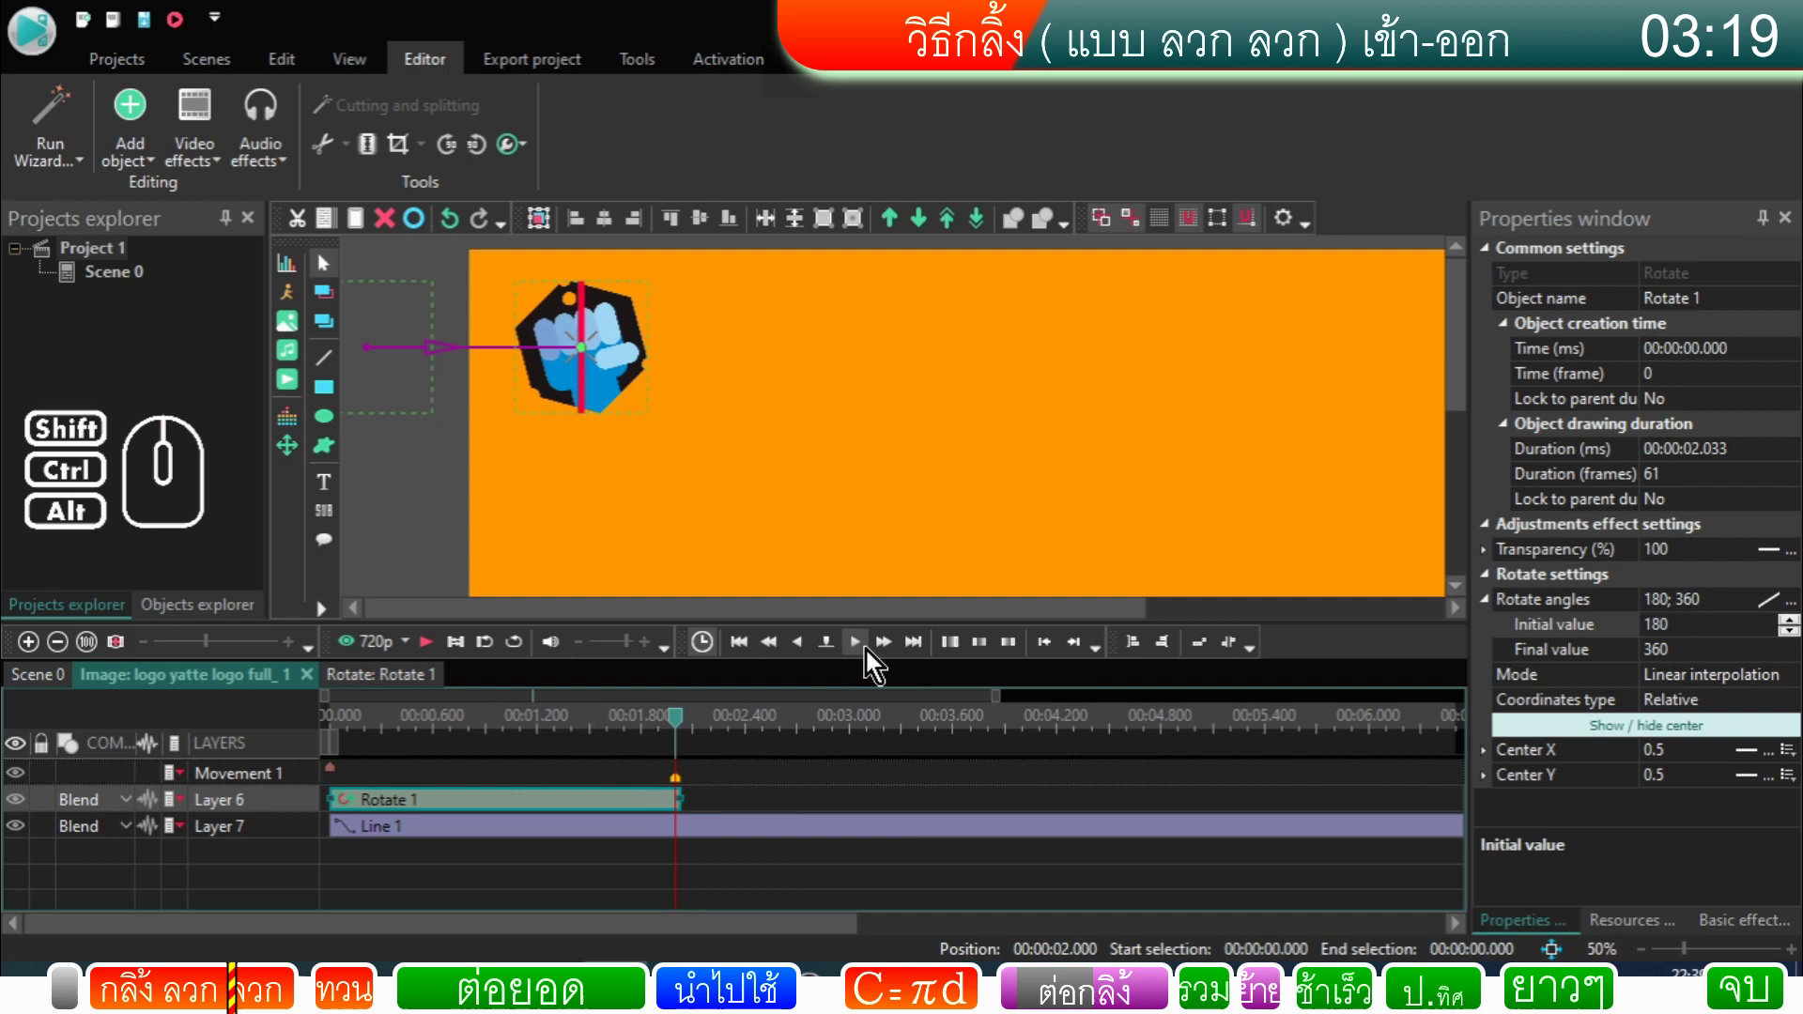
left_click(811, 662)
left_click(810, 662)
left_click(810, 662)
double_click(811, 662)
left_click(861, 659)
left_click(861, 659)
double_click(861, 659)
double_click(861, 660)
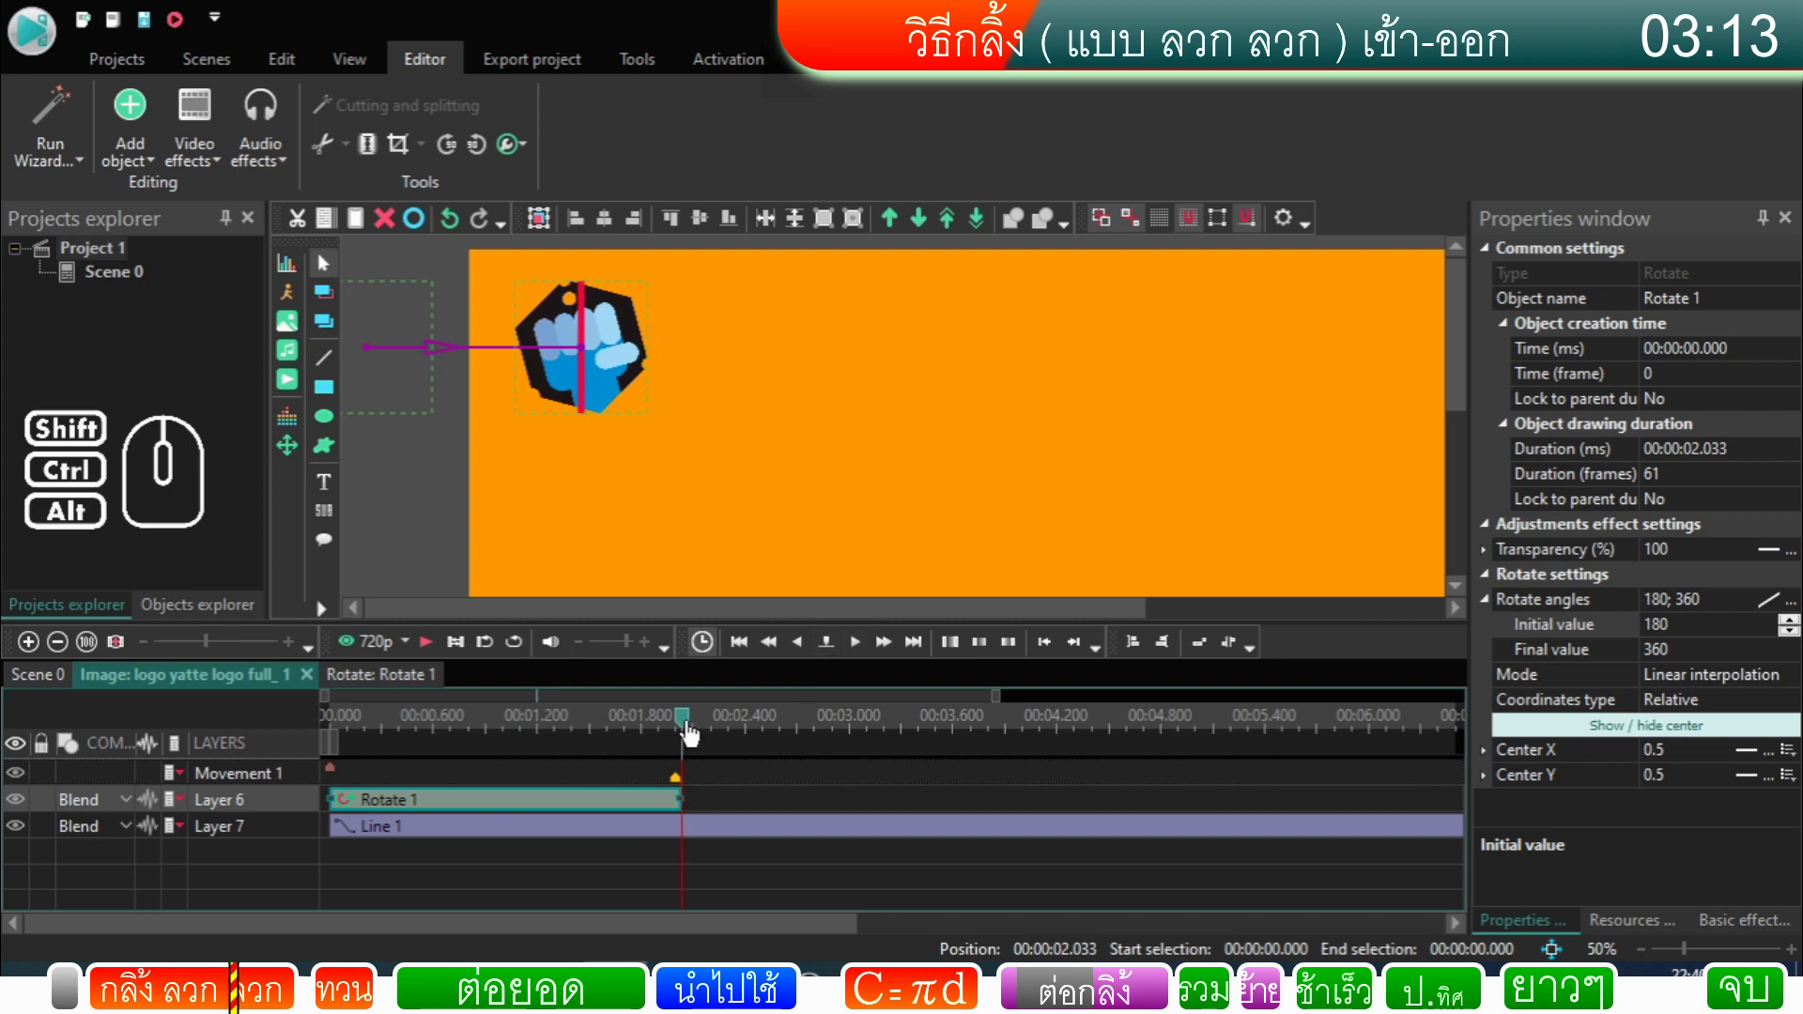
left_click_drag(691, 733, 715, 733)
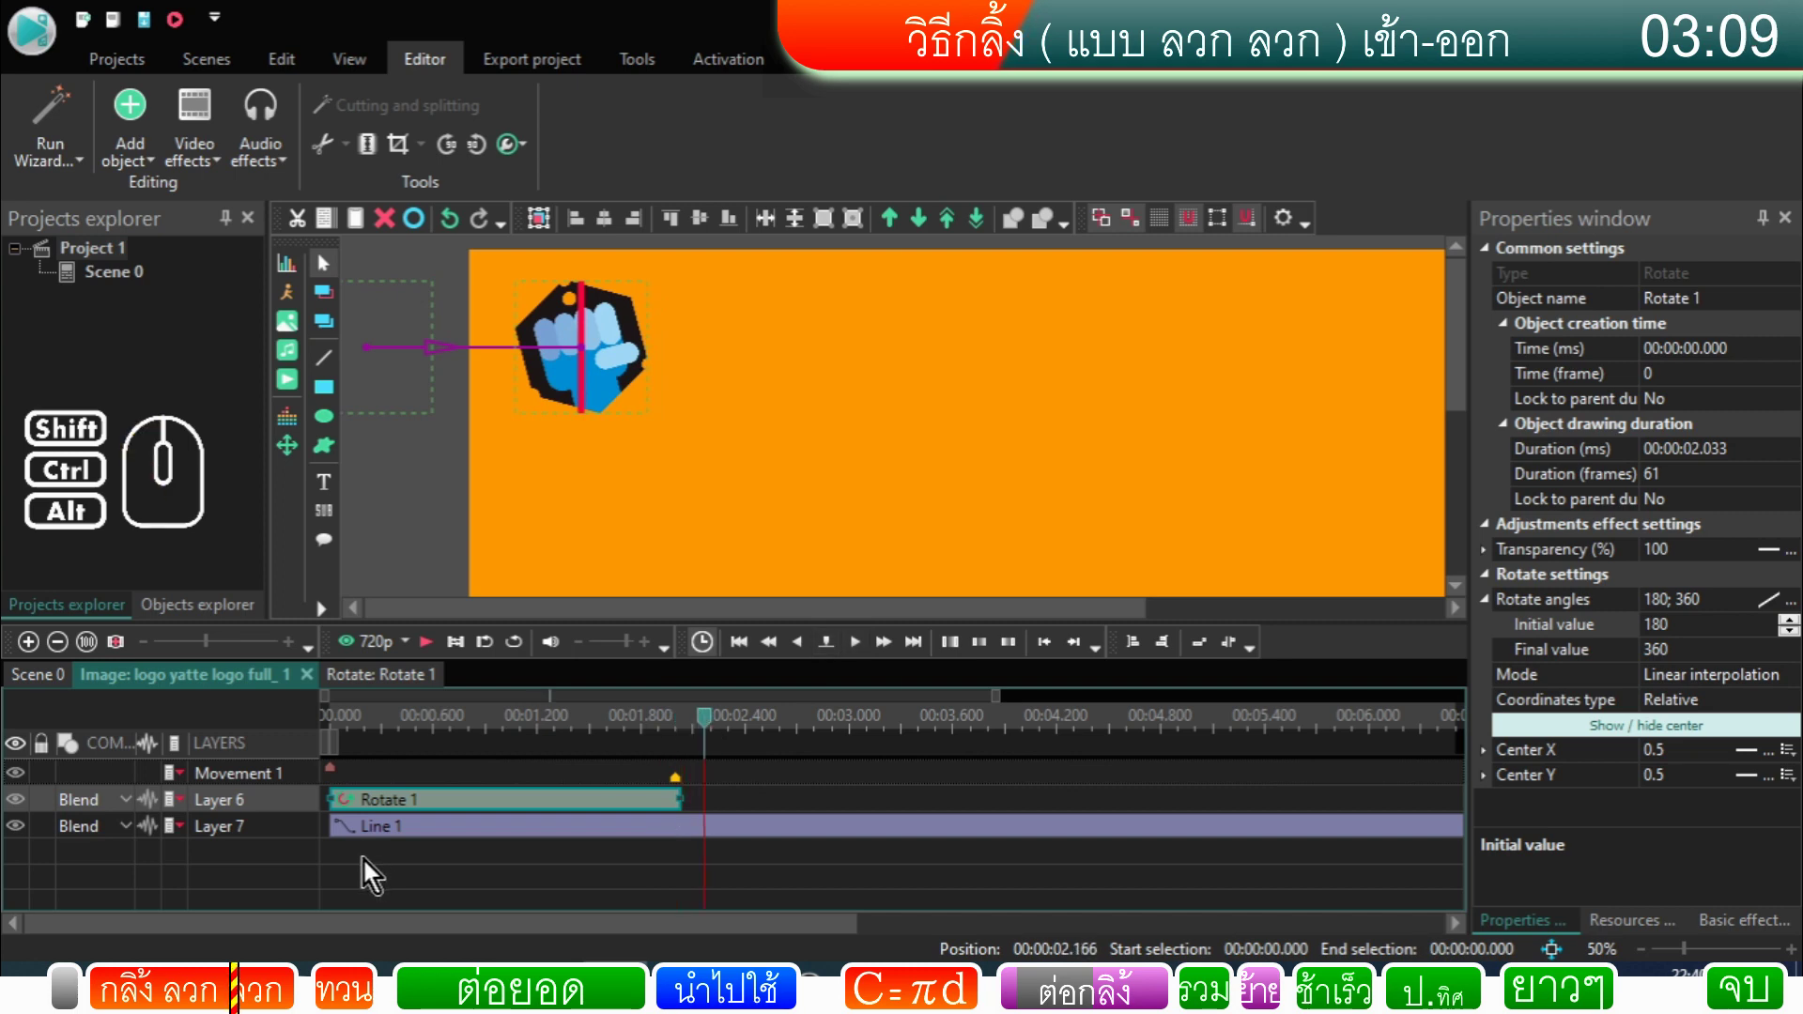
Step: Hide the Line 1 guide on Layer 7 and replay the roll without it
left_click(363, 835)
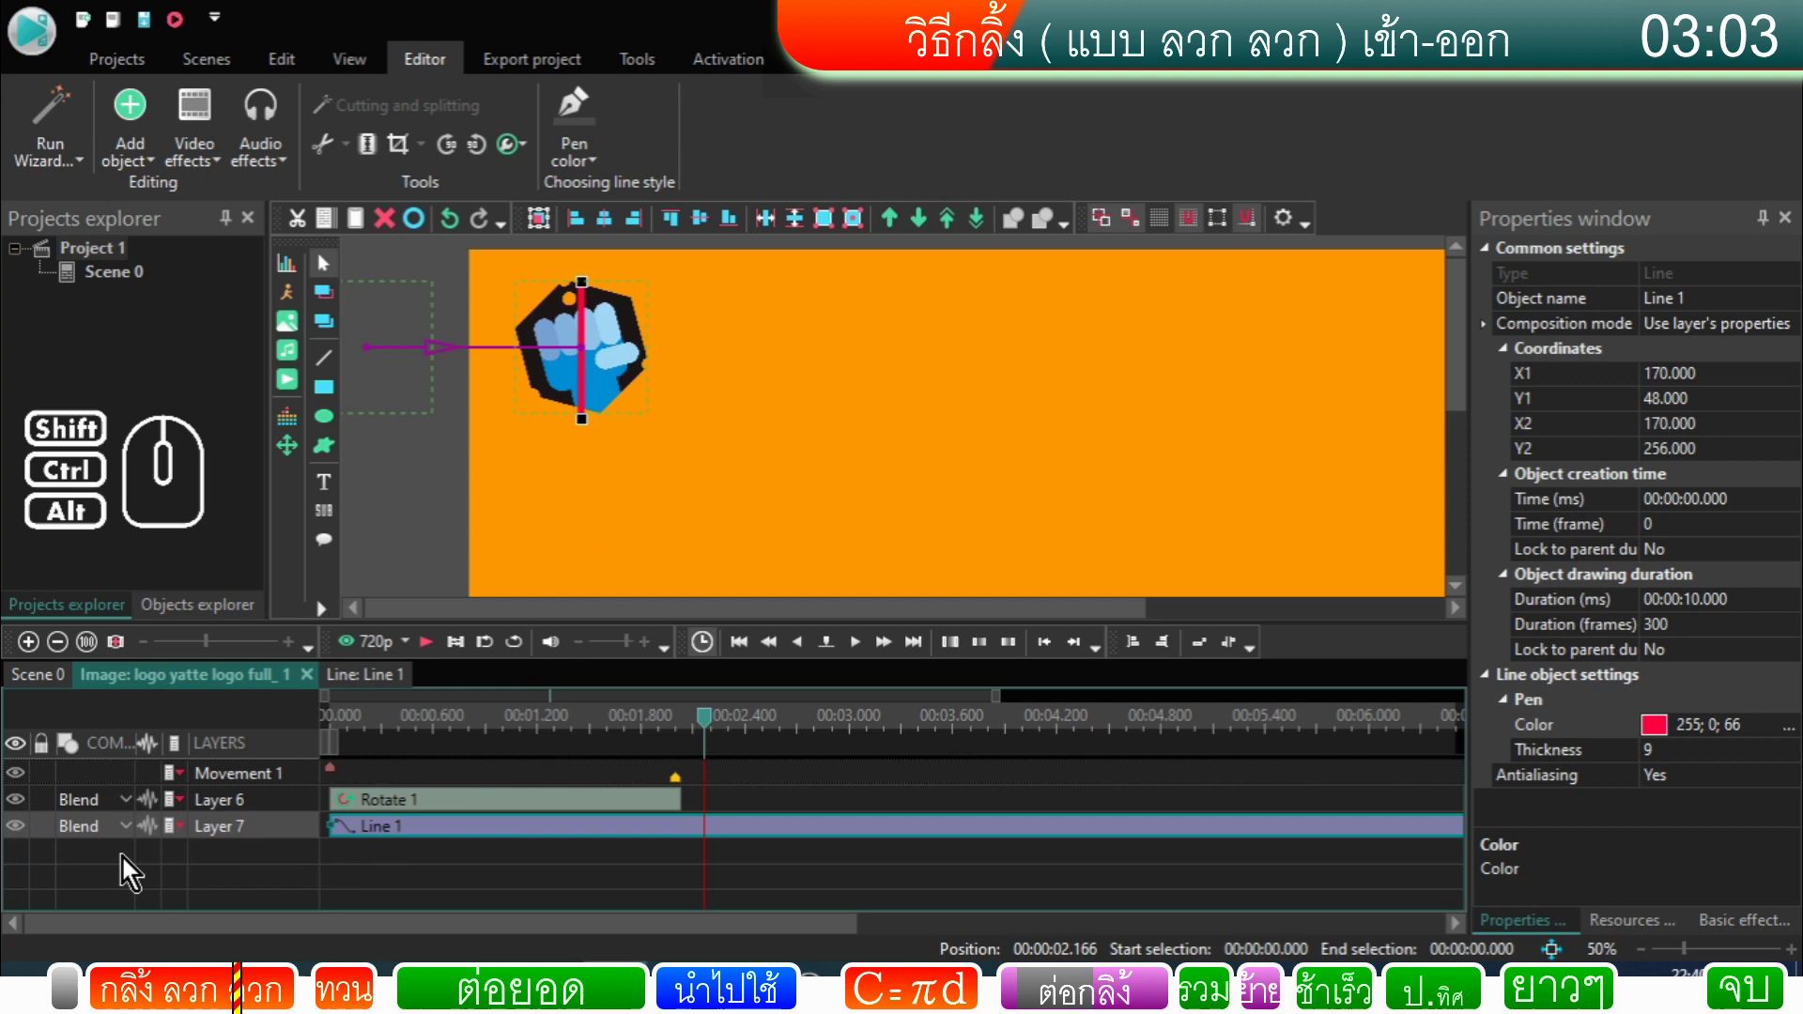
left_click(24, 838)
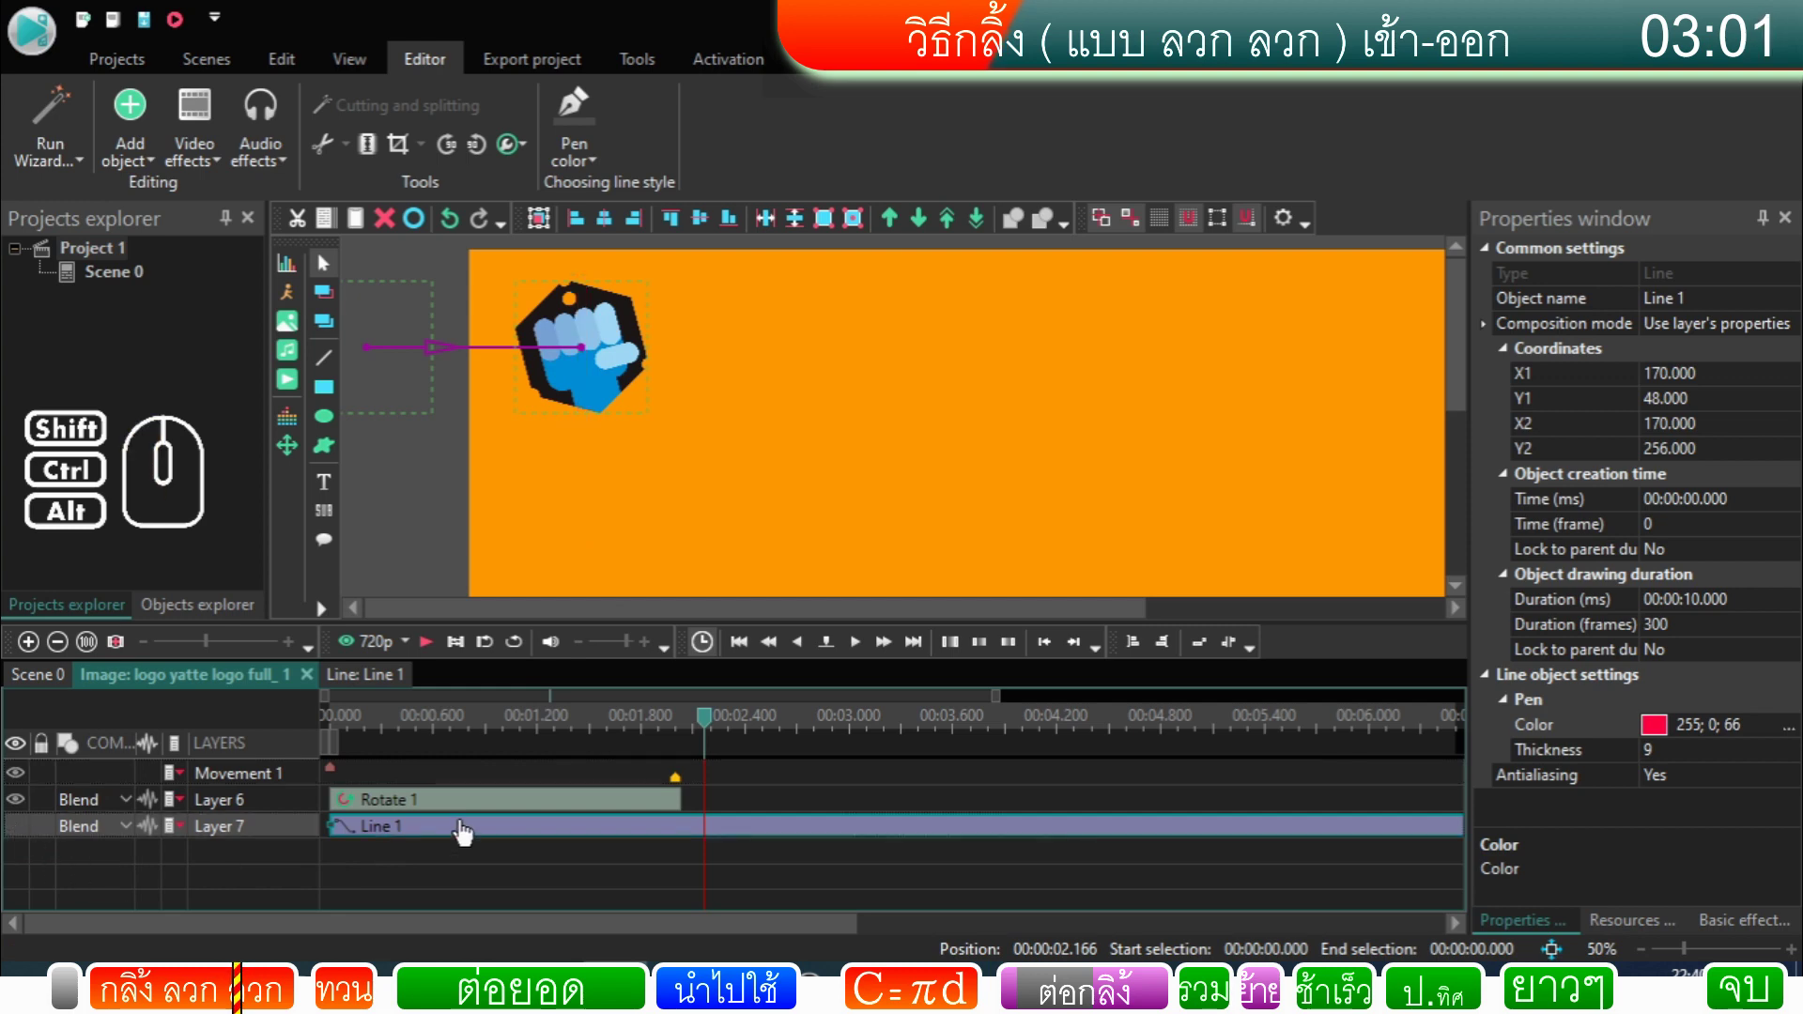
left_click_drag(713, 729, 302, 780)
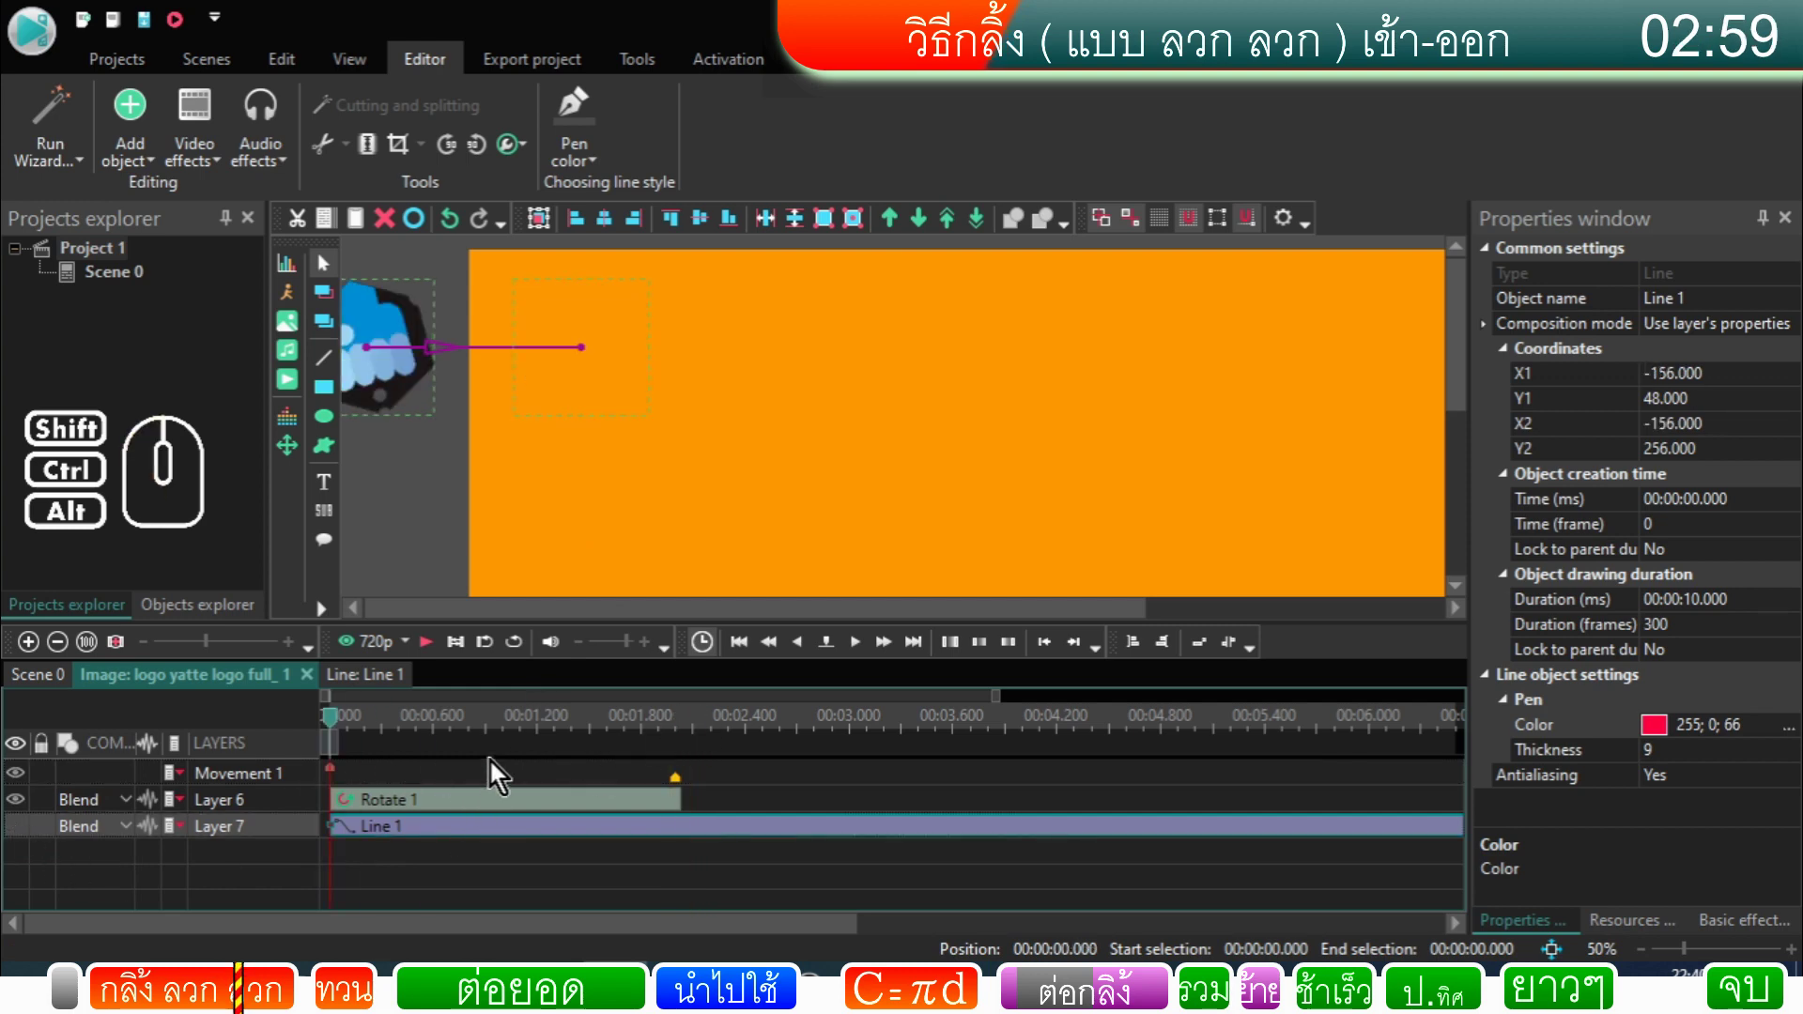
left_click(434, 656)
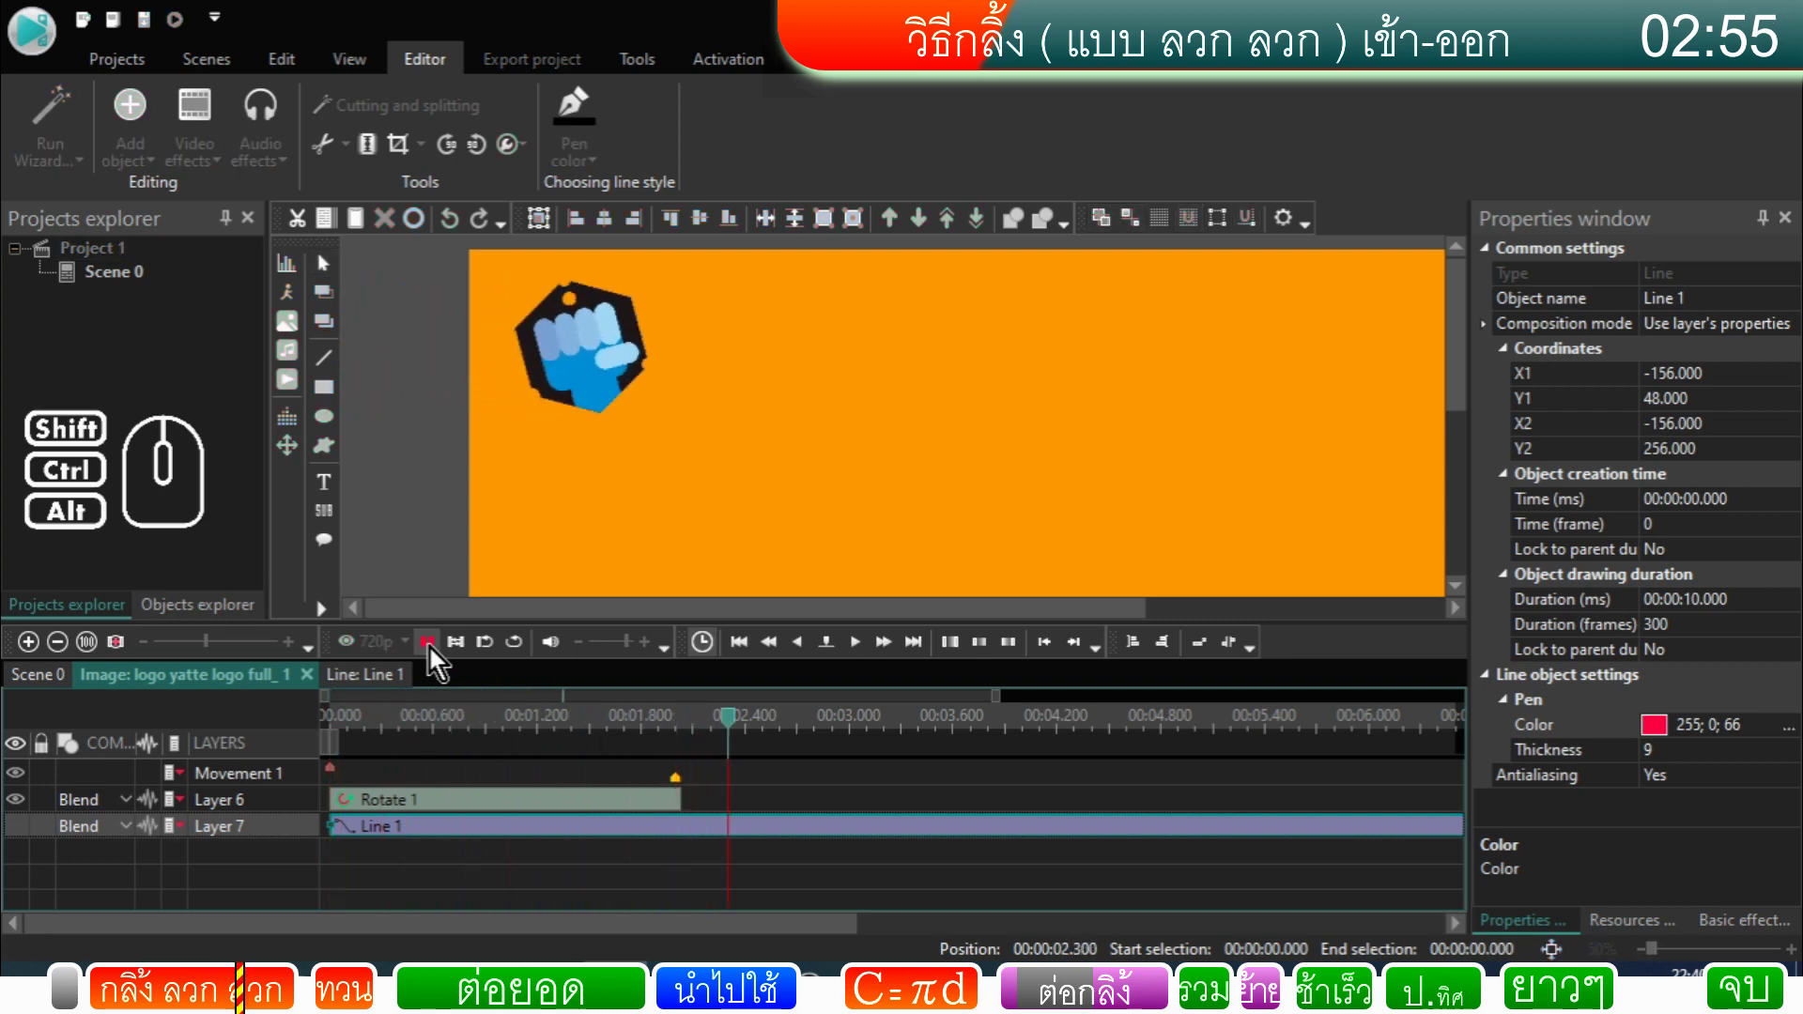
left_click(434, 655)
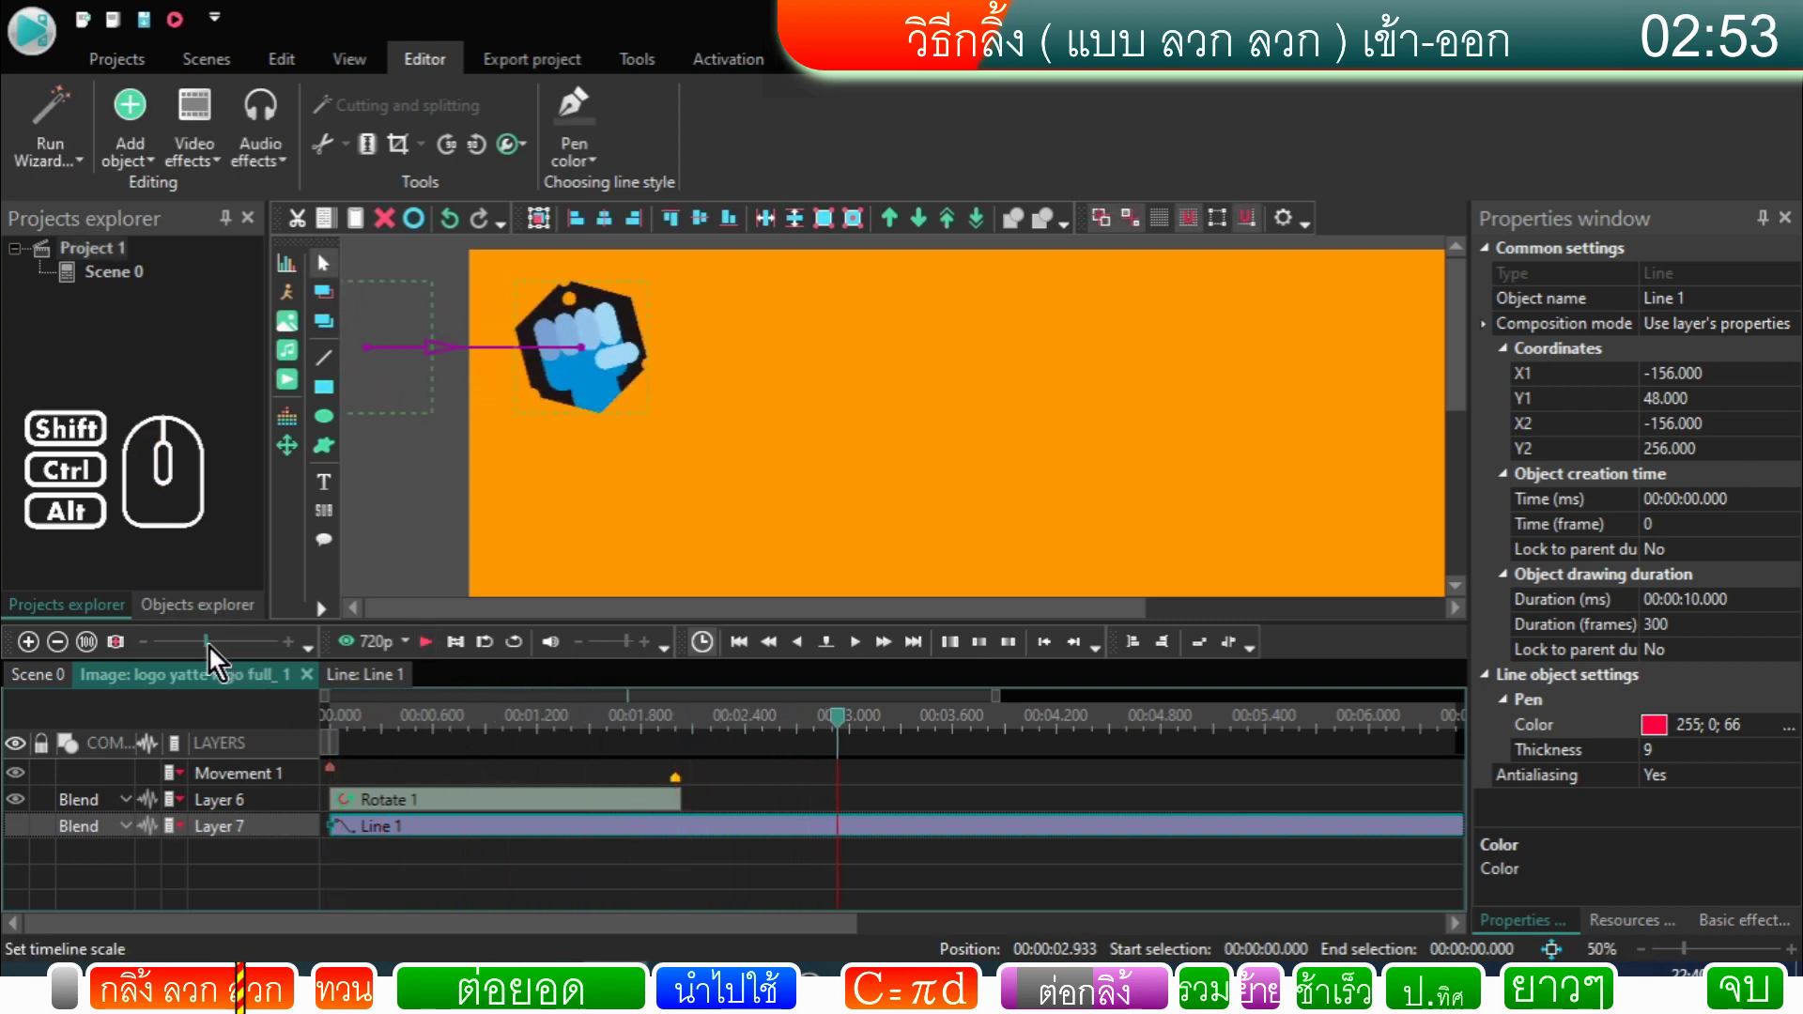
Step: Zoom the timeline out to all 10 seconds and replay from the start, stopping partway
left_click_drag(219, 657, 171, 669)
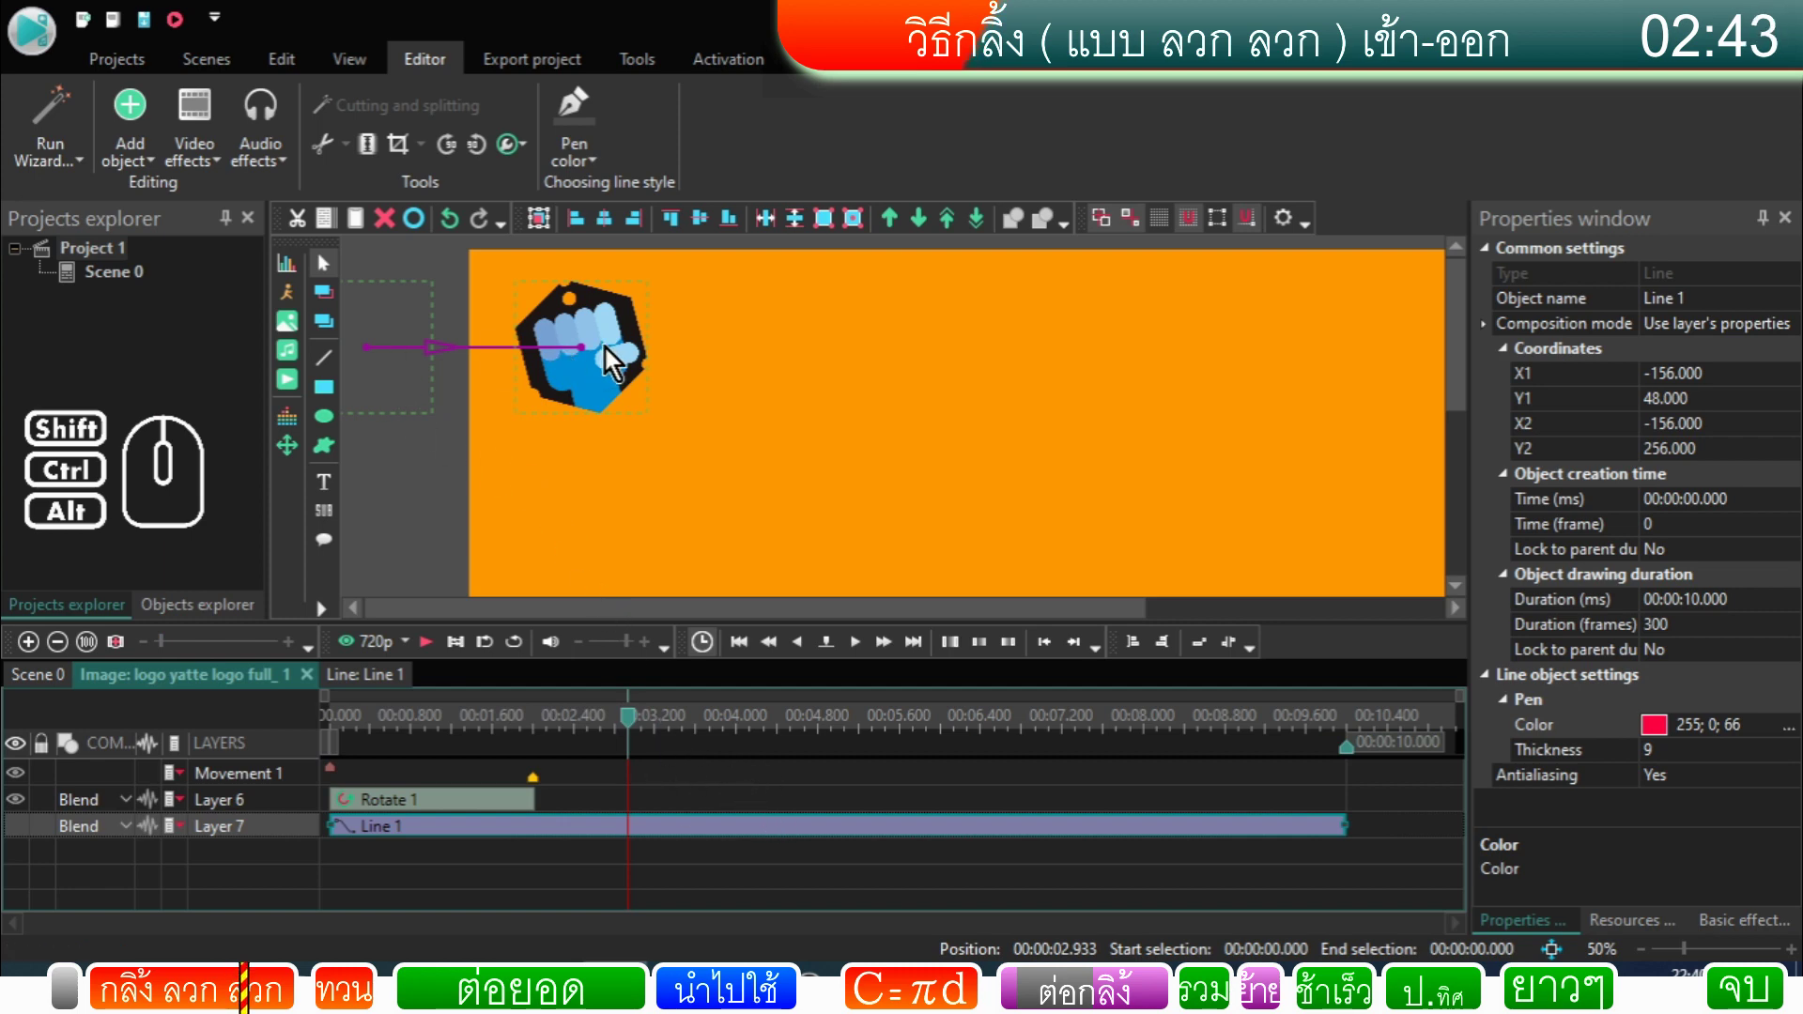
left_click(569, 741)
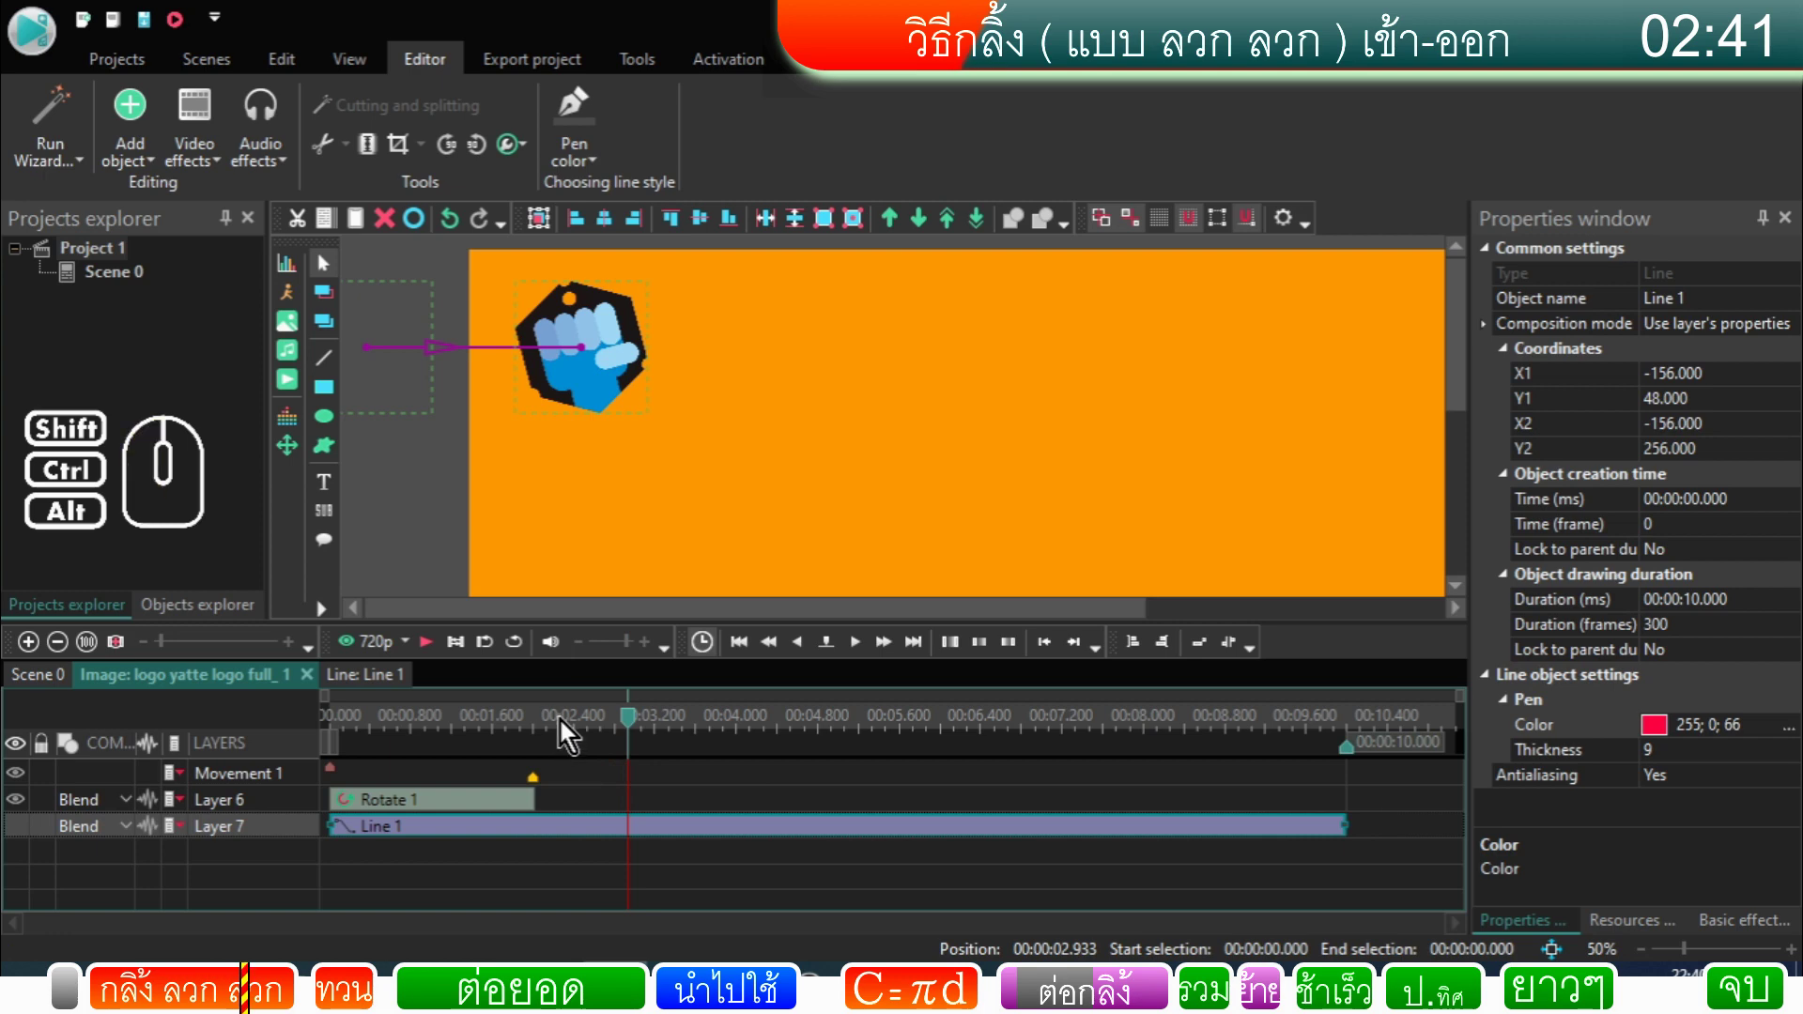
left_click(569, 731)
left_click_drag(569, 730, 302, 744)
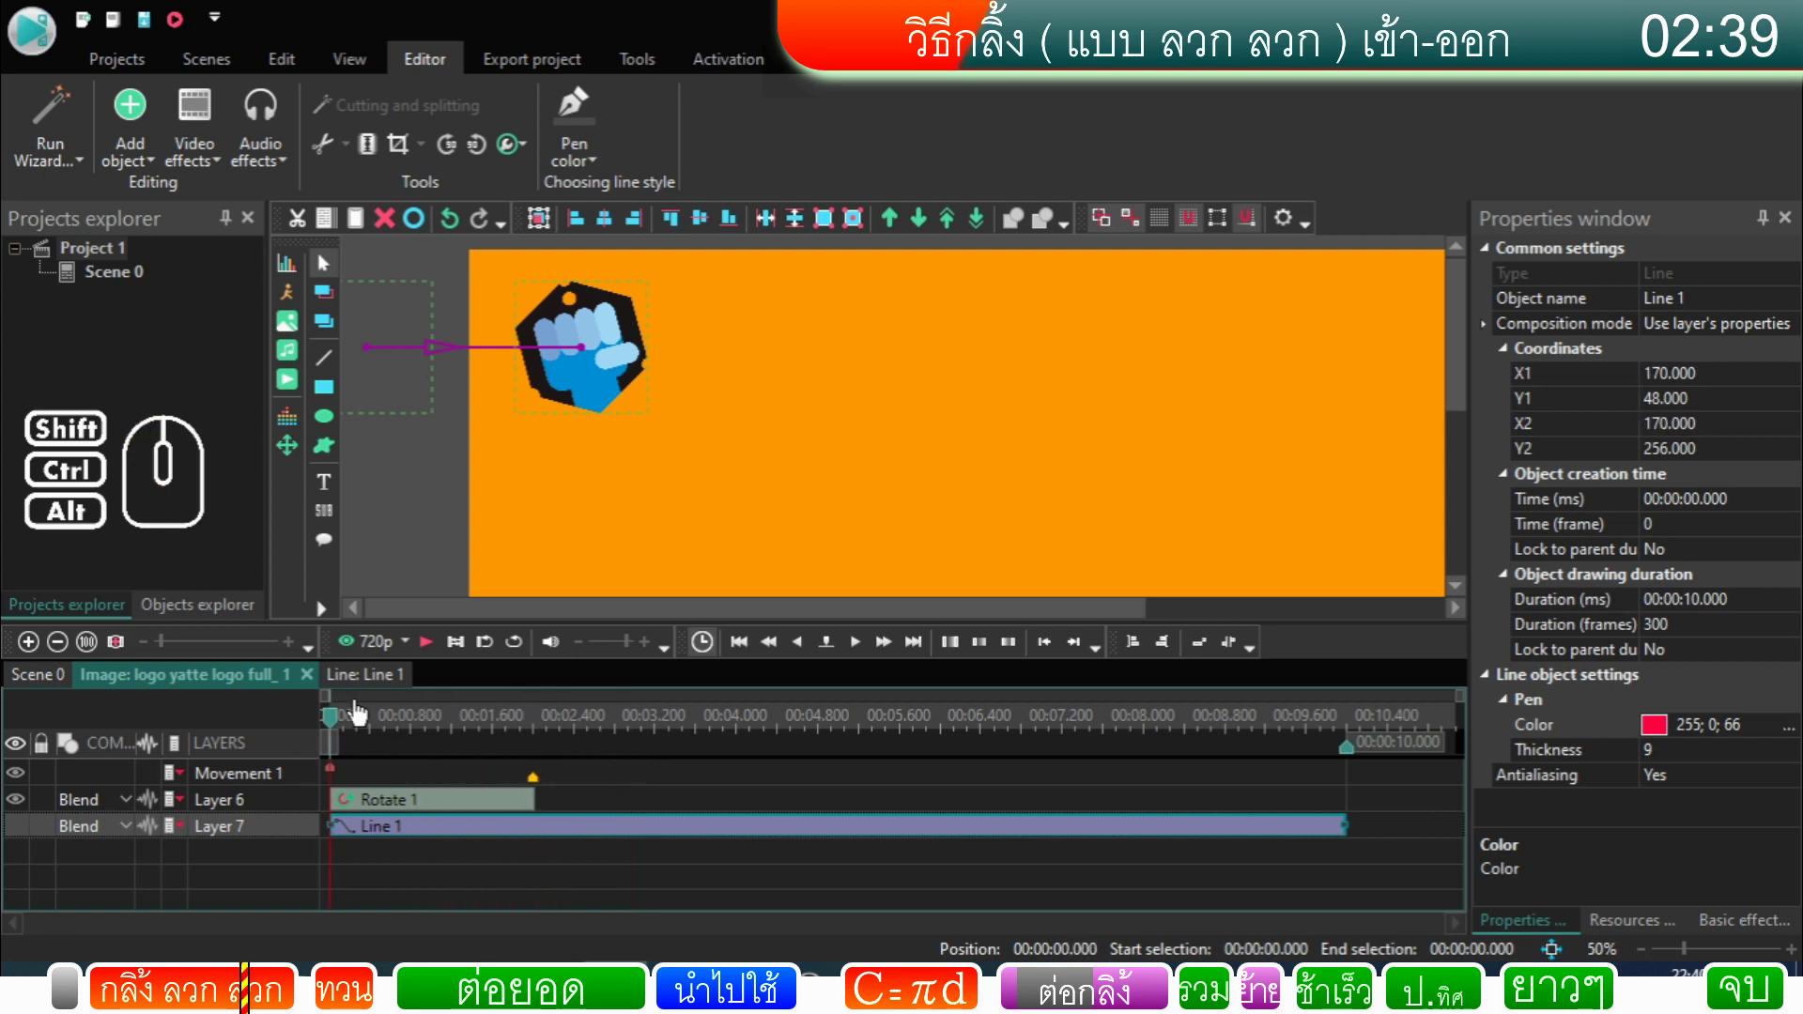
left_click(435, 649)
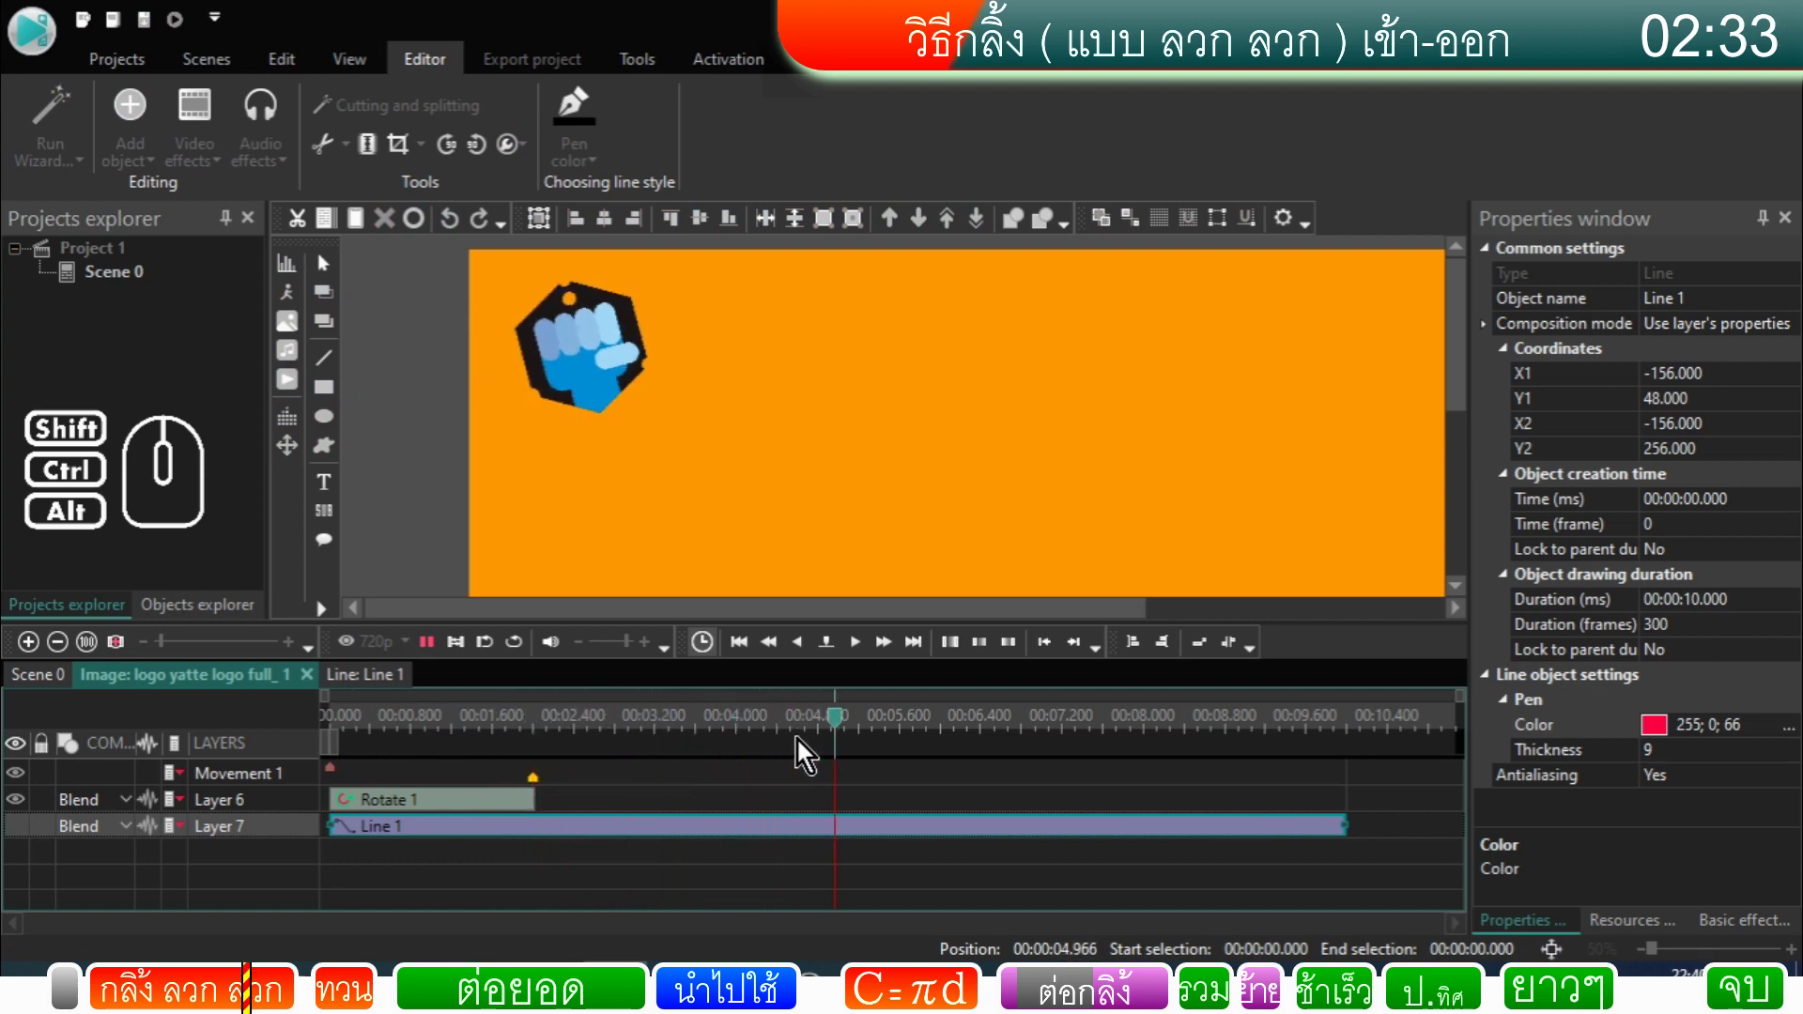
left_click(448, 656)
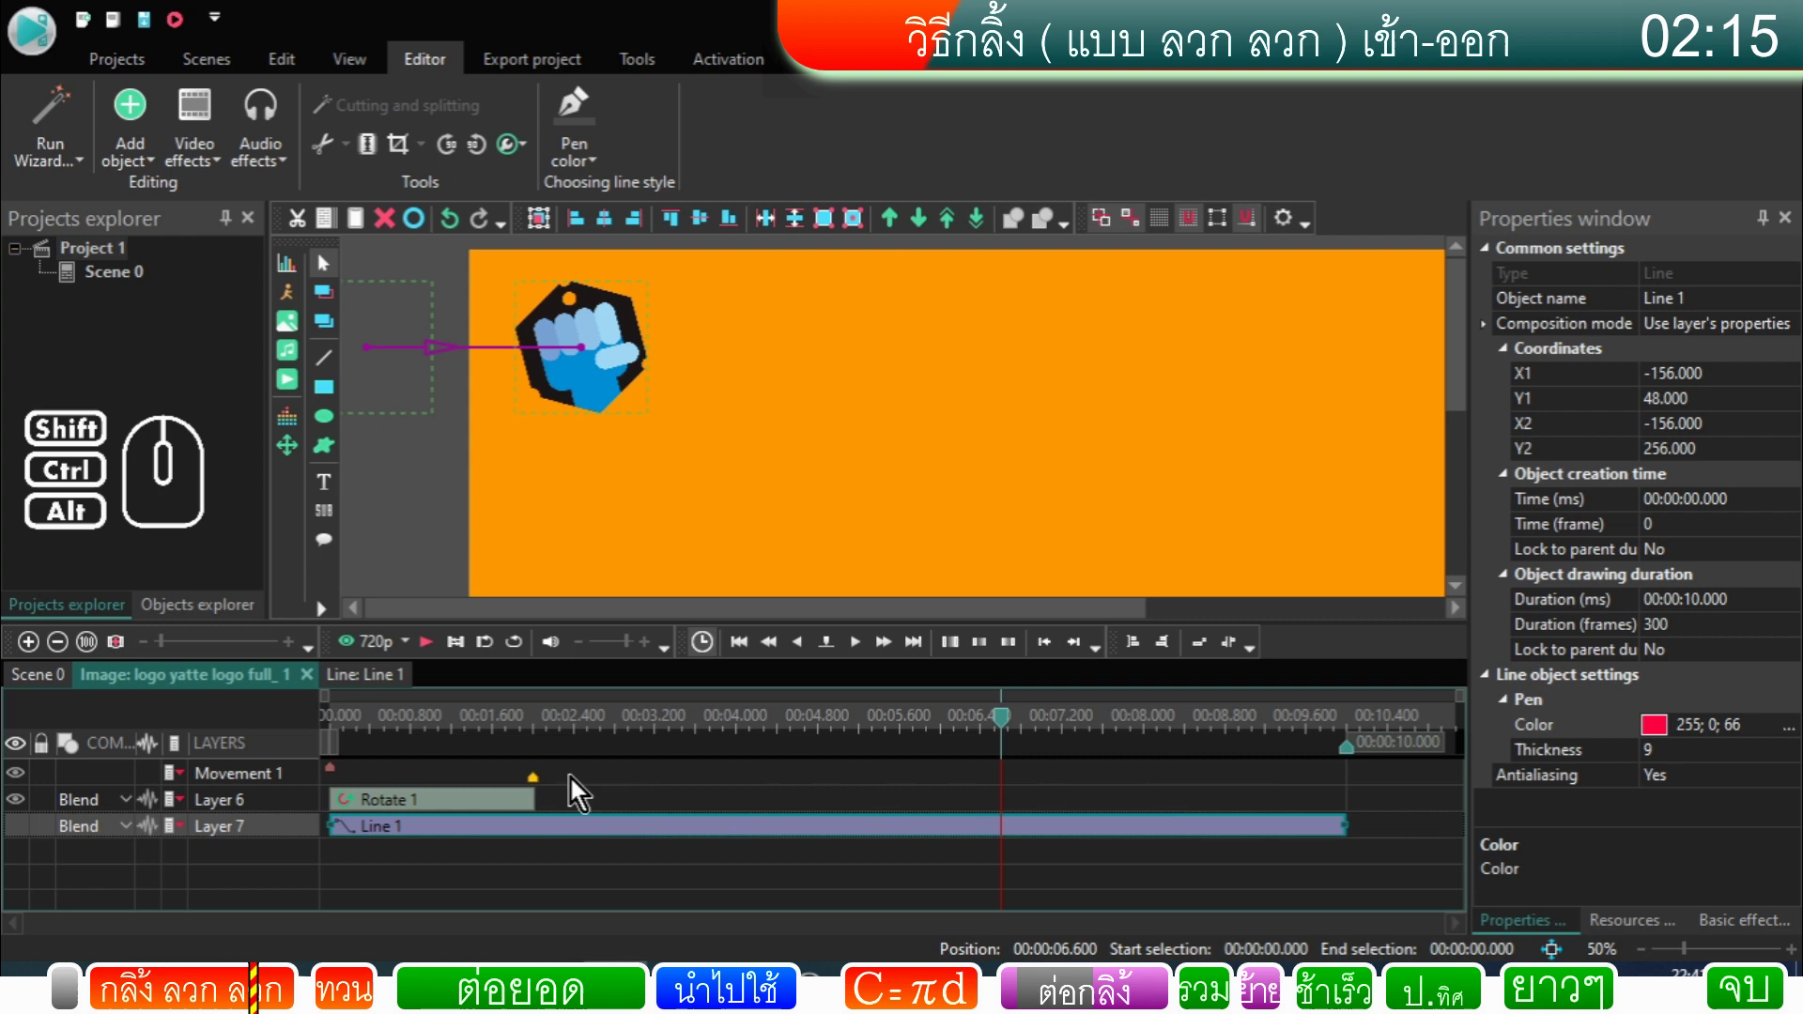
Step: Back in Scene 0, copy and paste the logo clip and place the copy at 10 seconds after the original
left_click(58, 683)
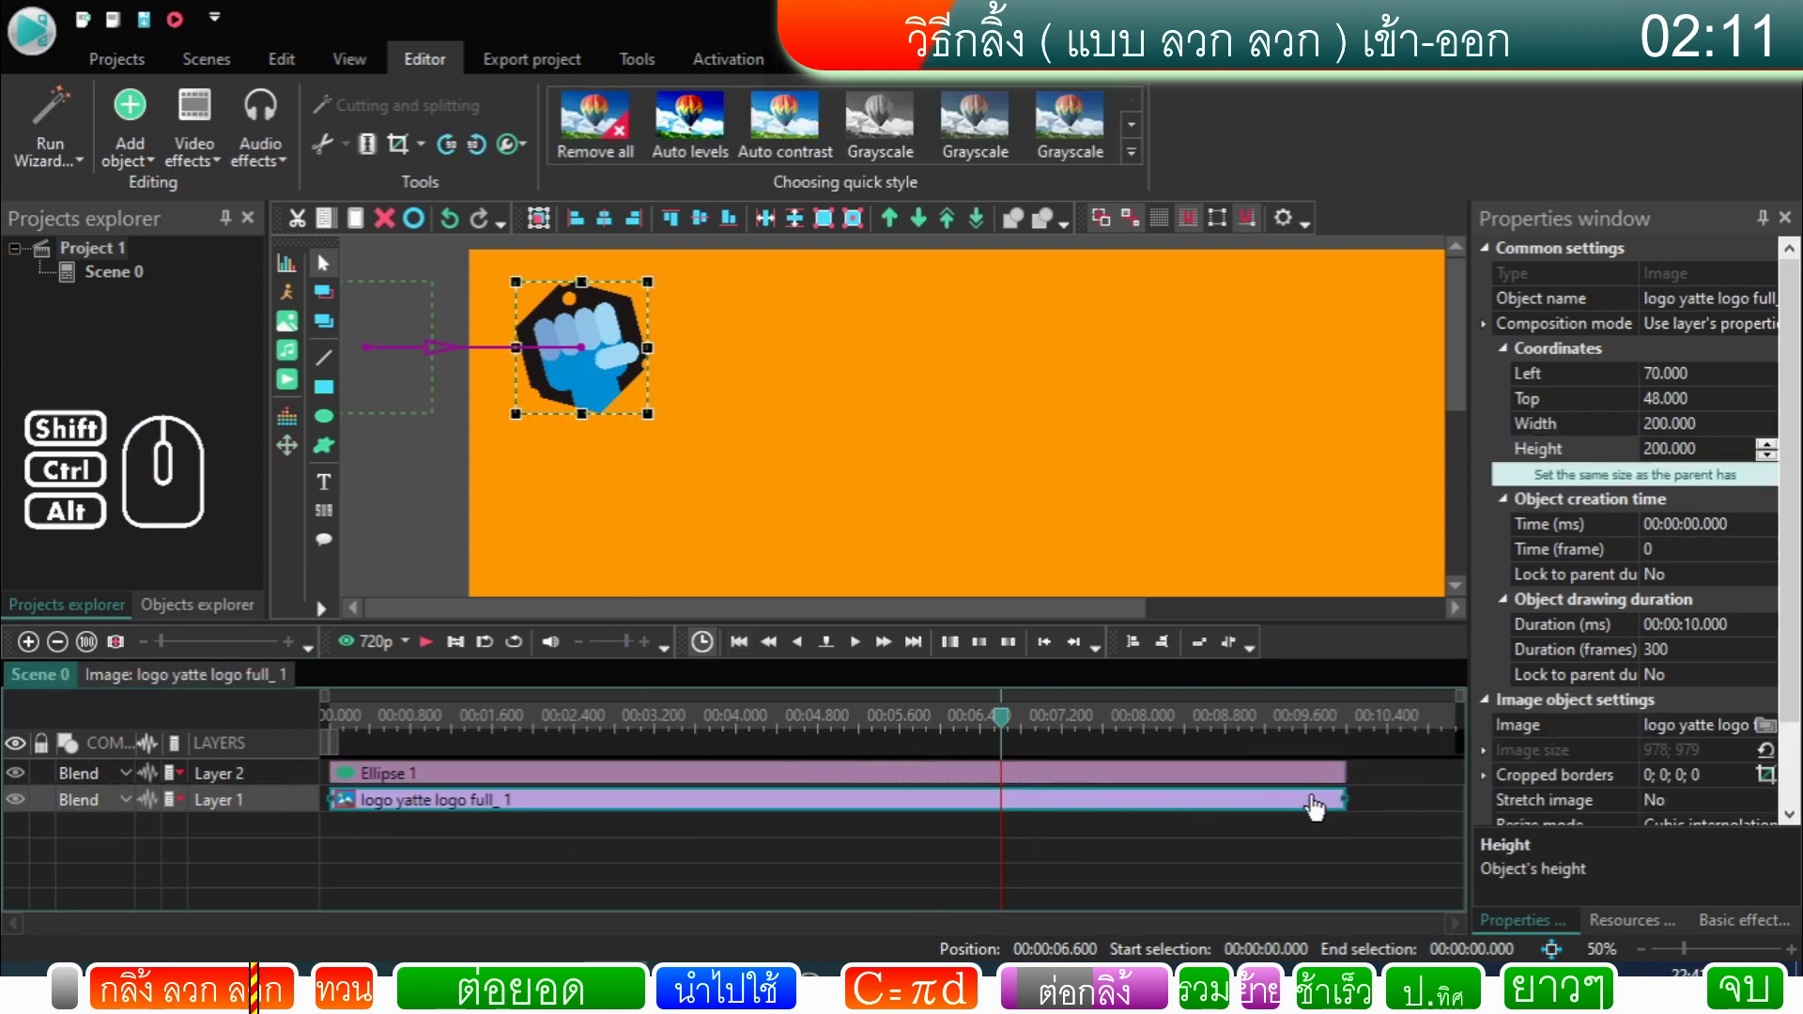
left_click(842, 817)
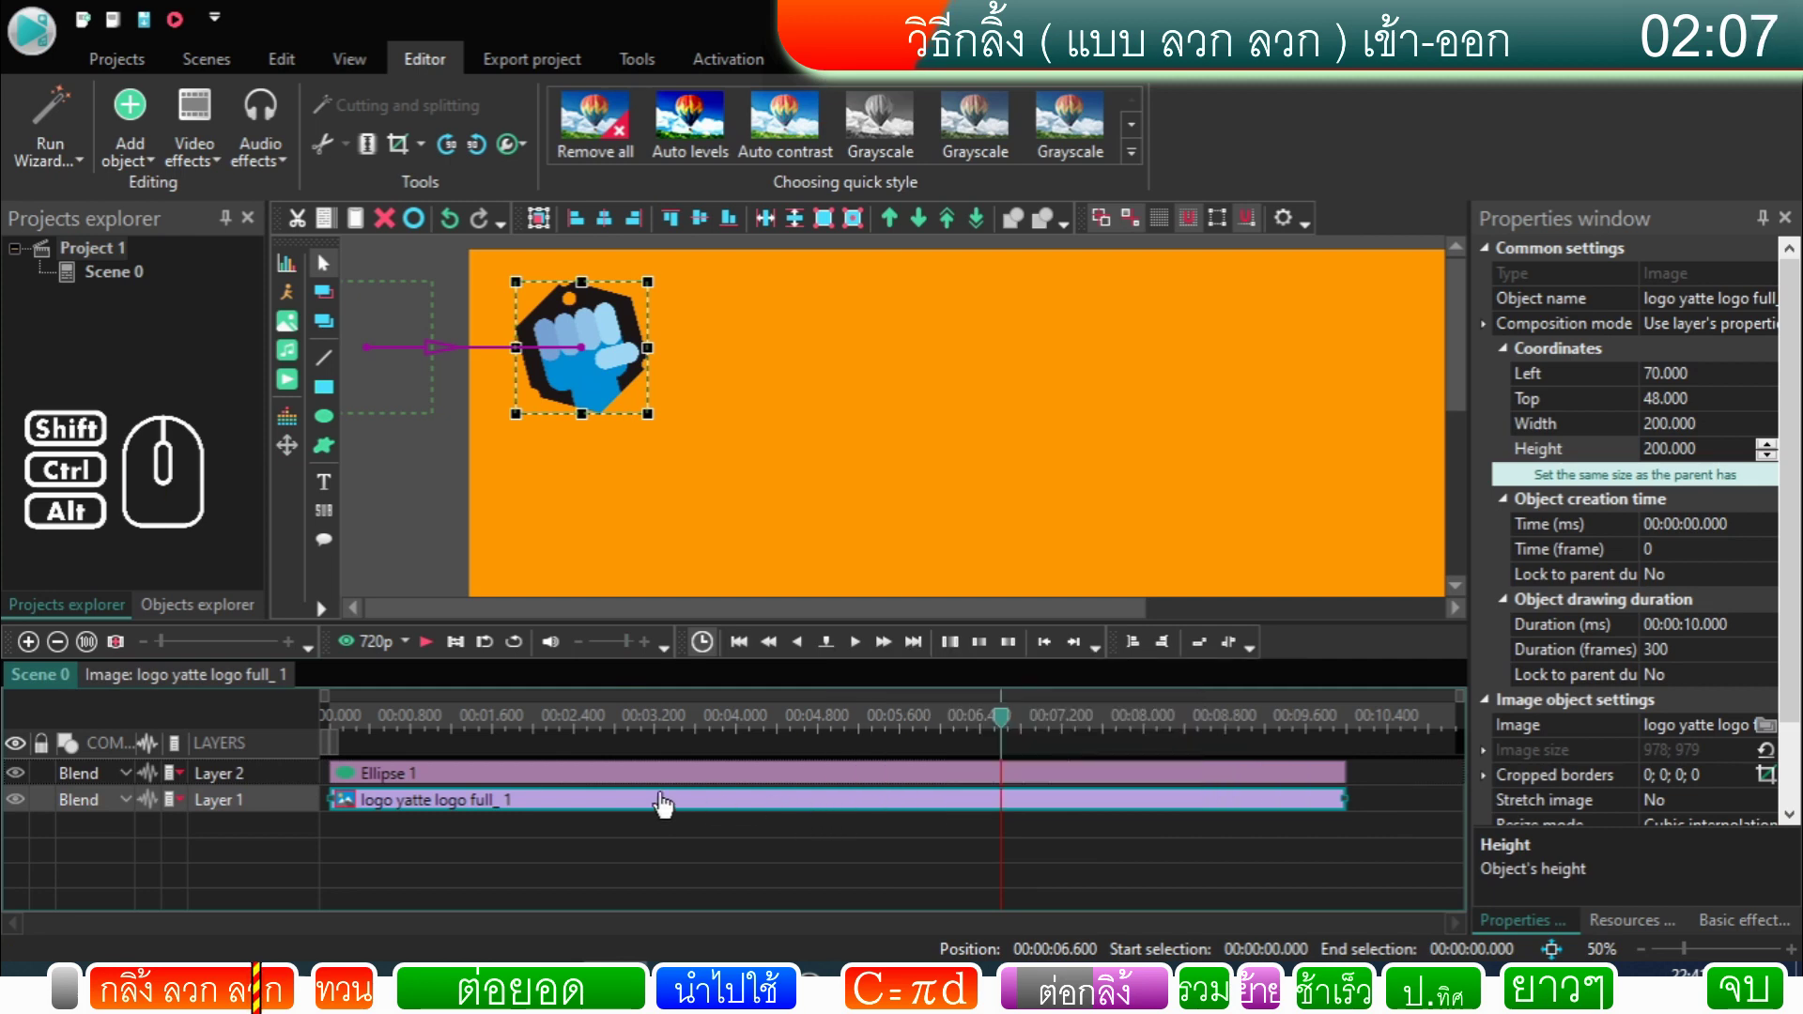
left_click(668, 804)
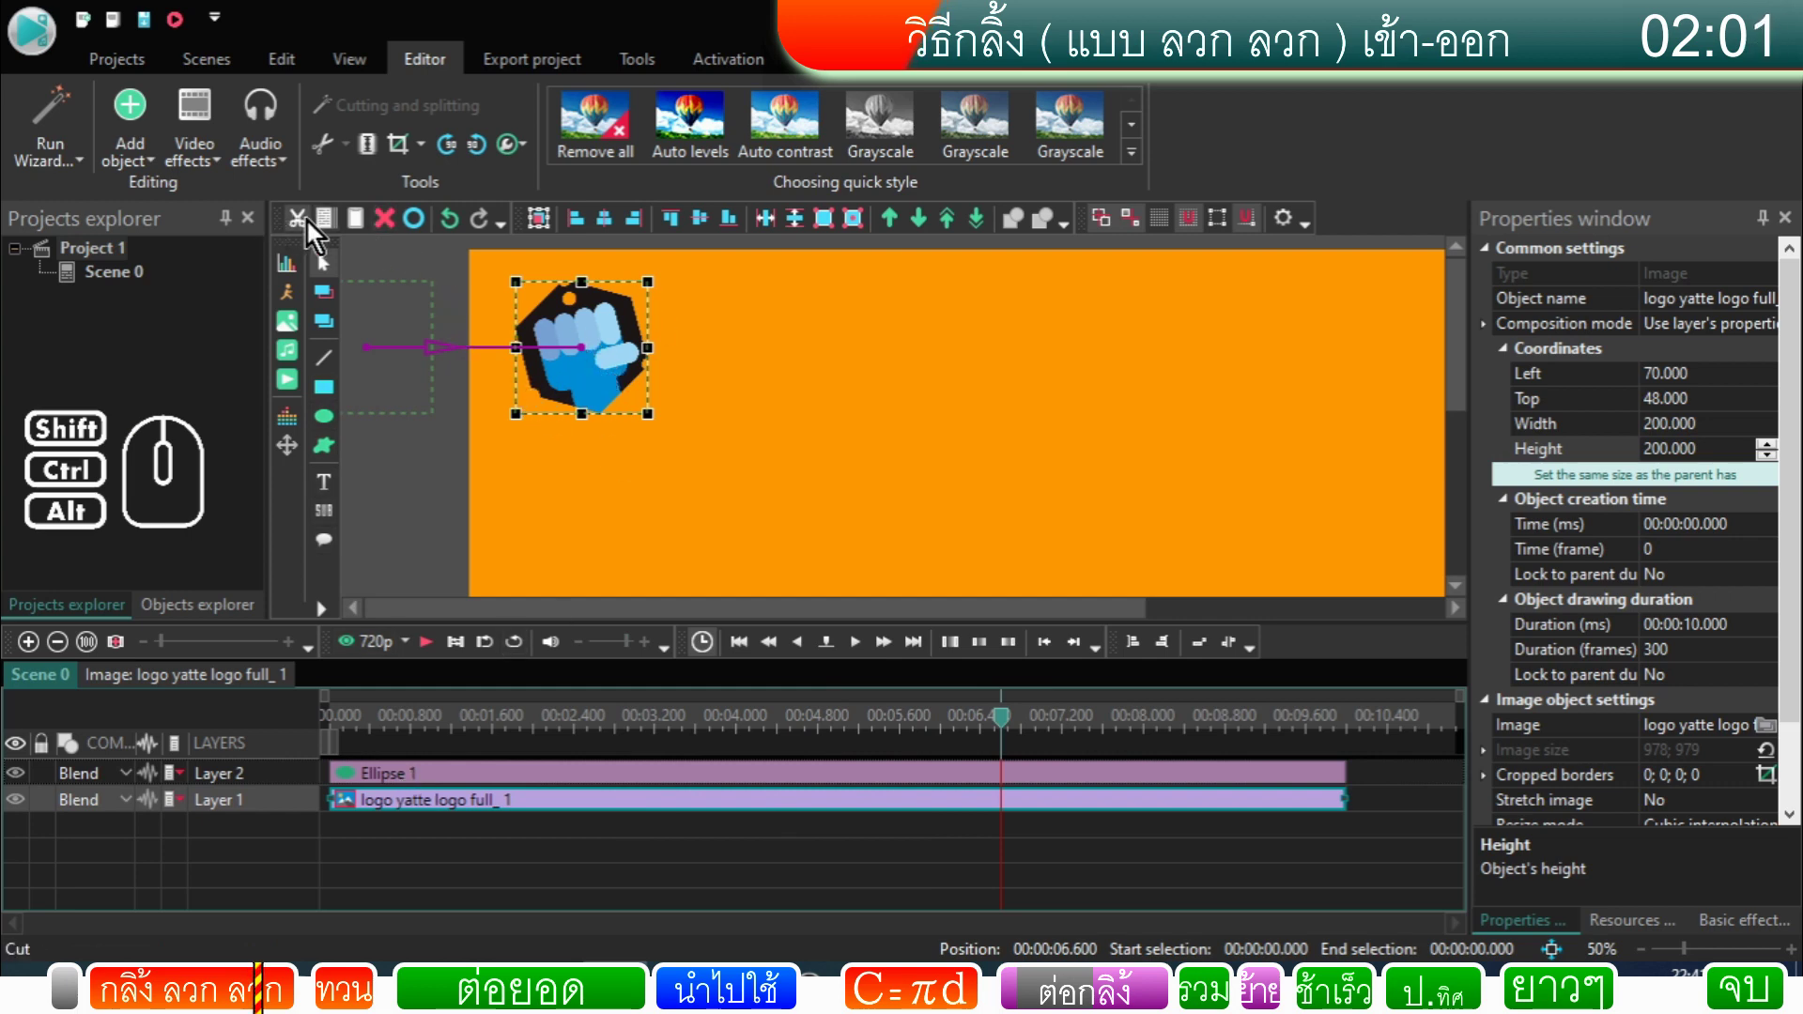
left_click(338, 235)
left_click(366, 237)
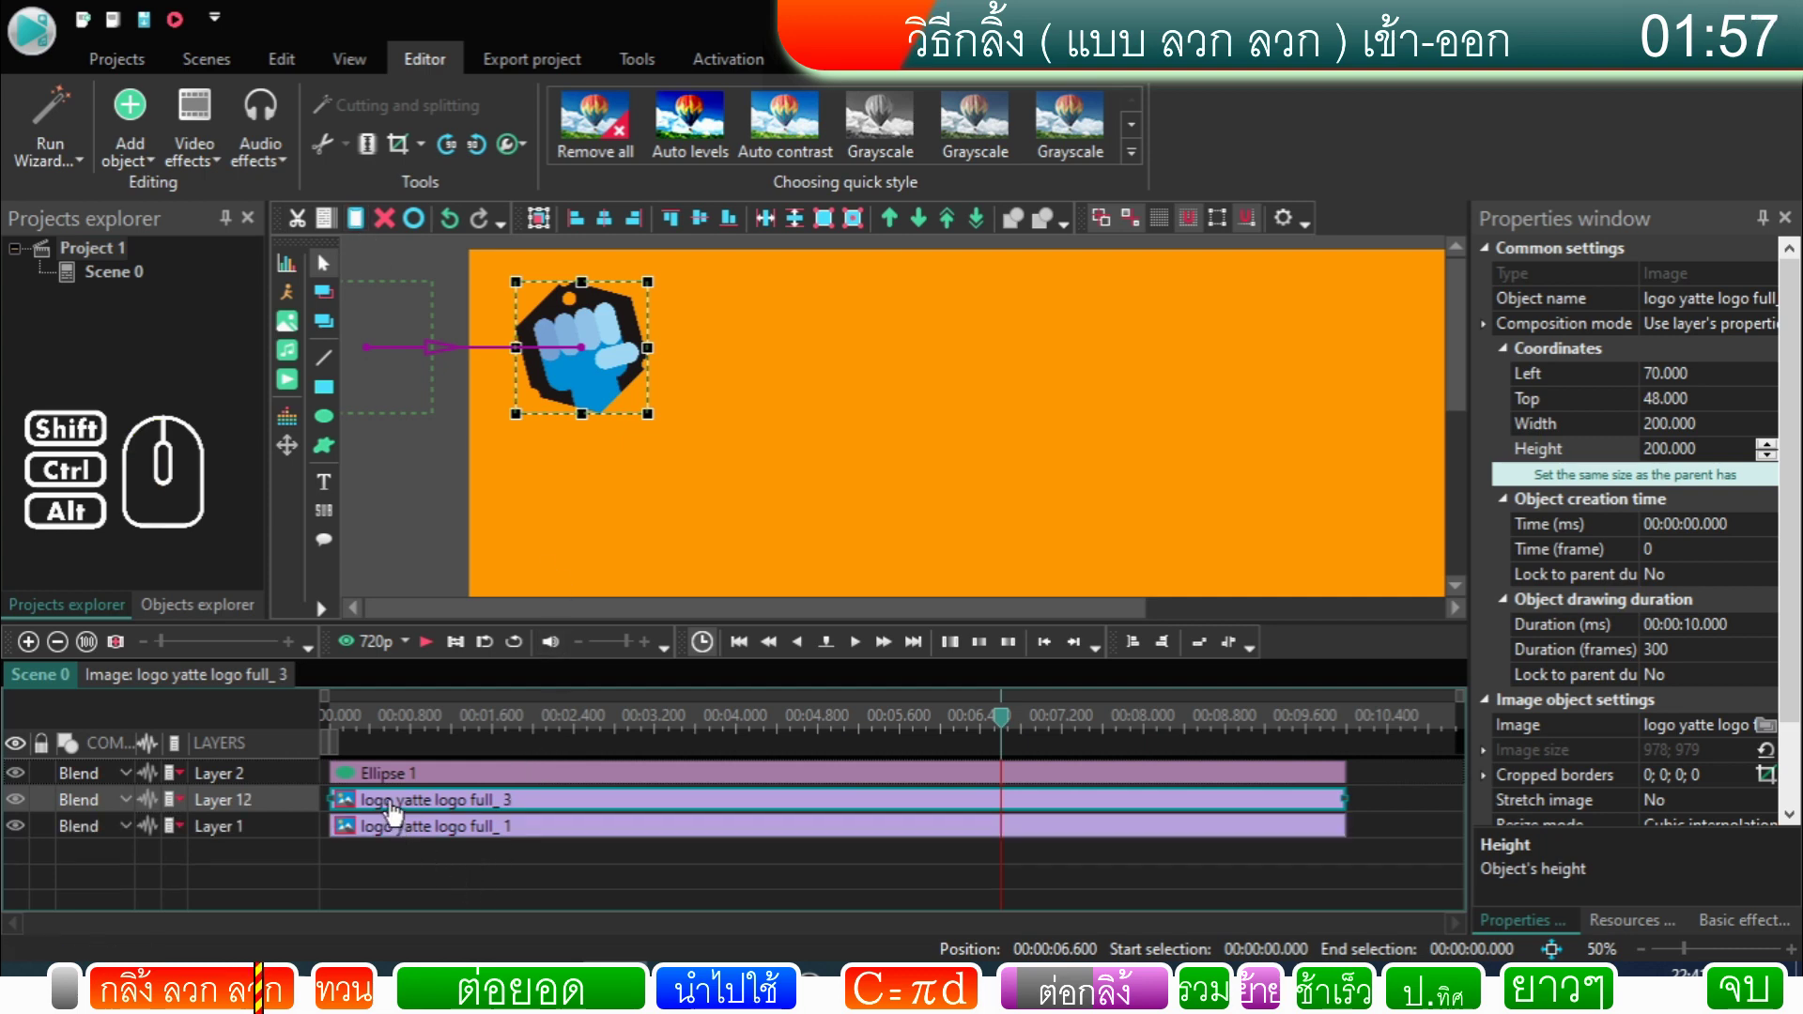
left_click_drag(400, 810, 1385, 835)
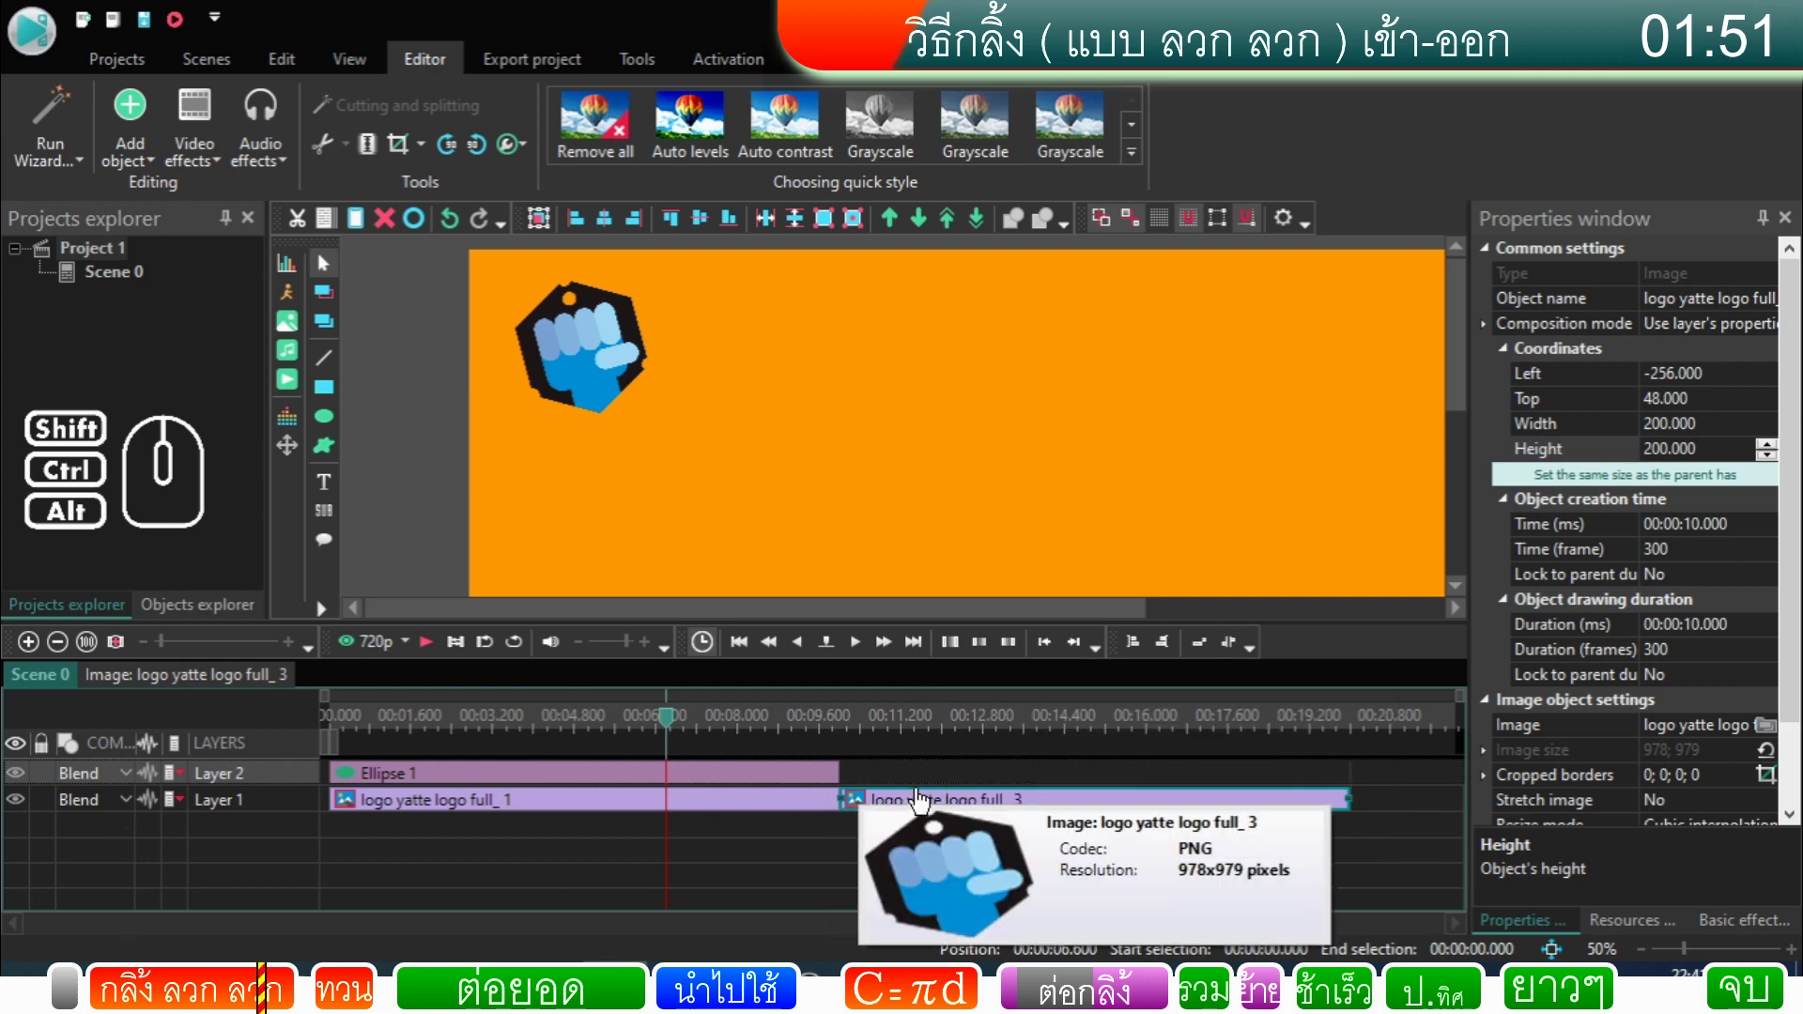
Step: Open the copy's timeline and set its end movement point's Path's start point to Yes
double_click(925, 801)
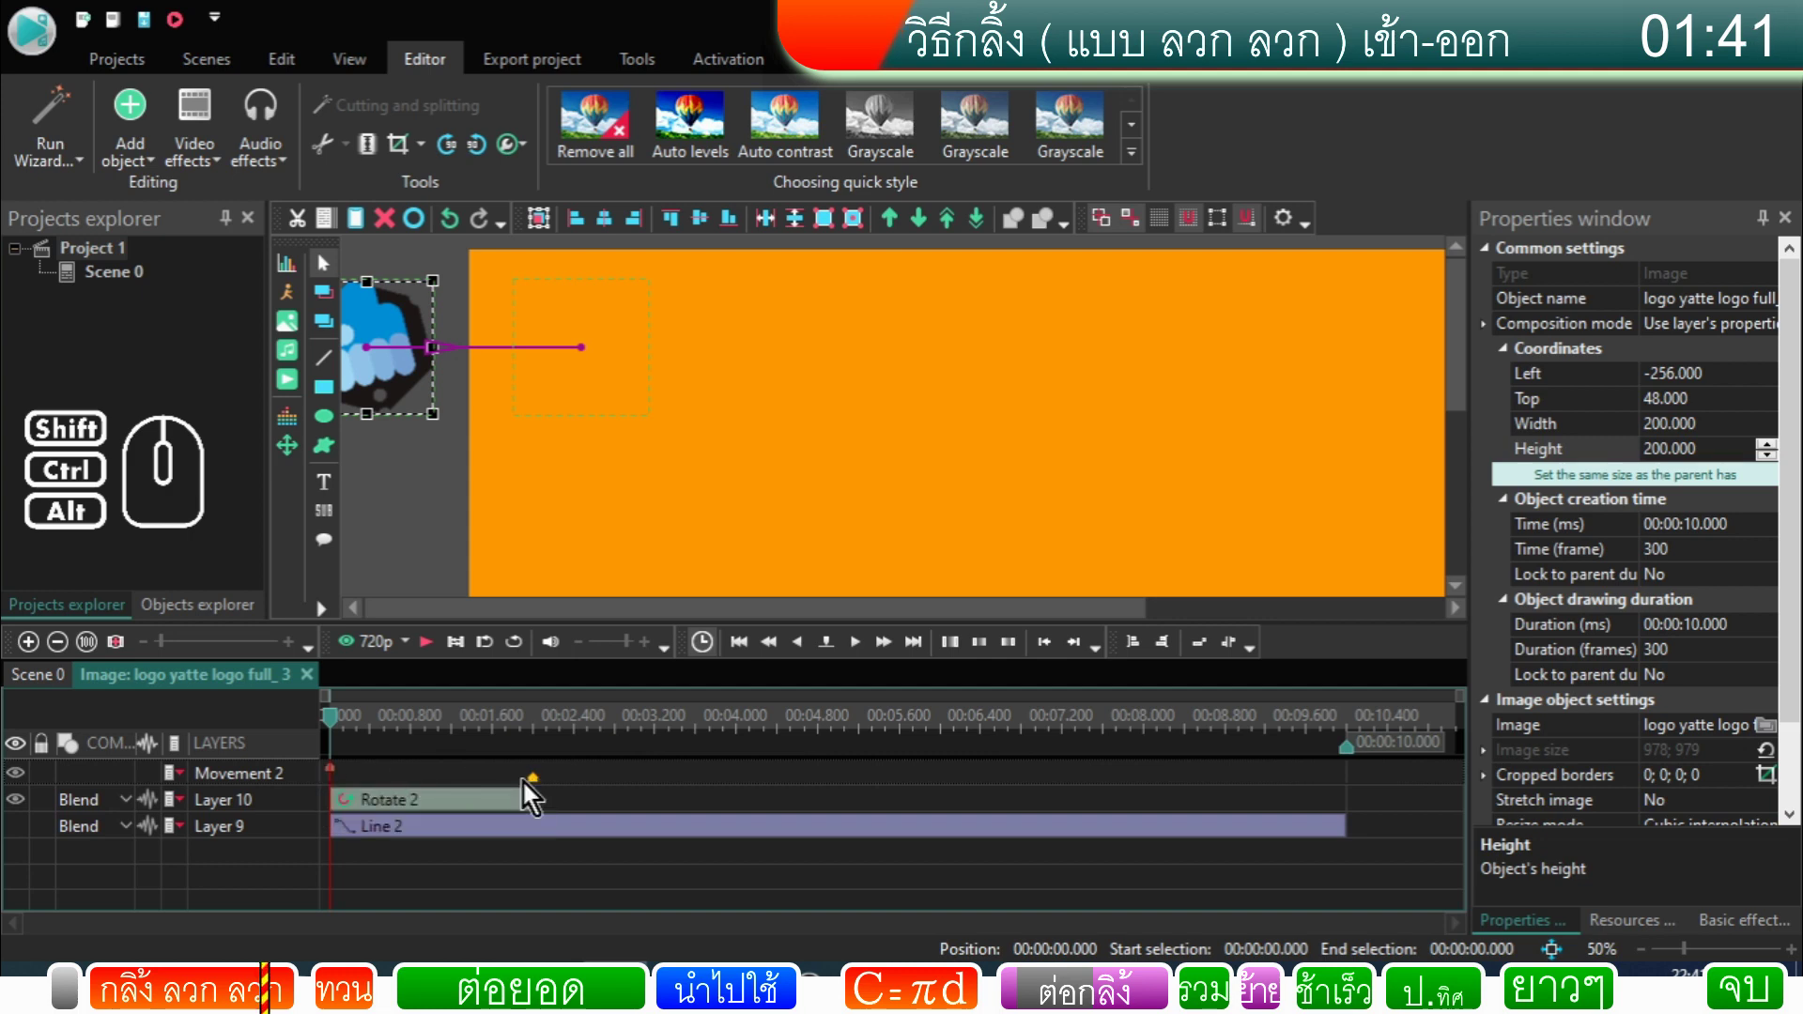
left_click(541, 790)
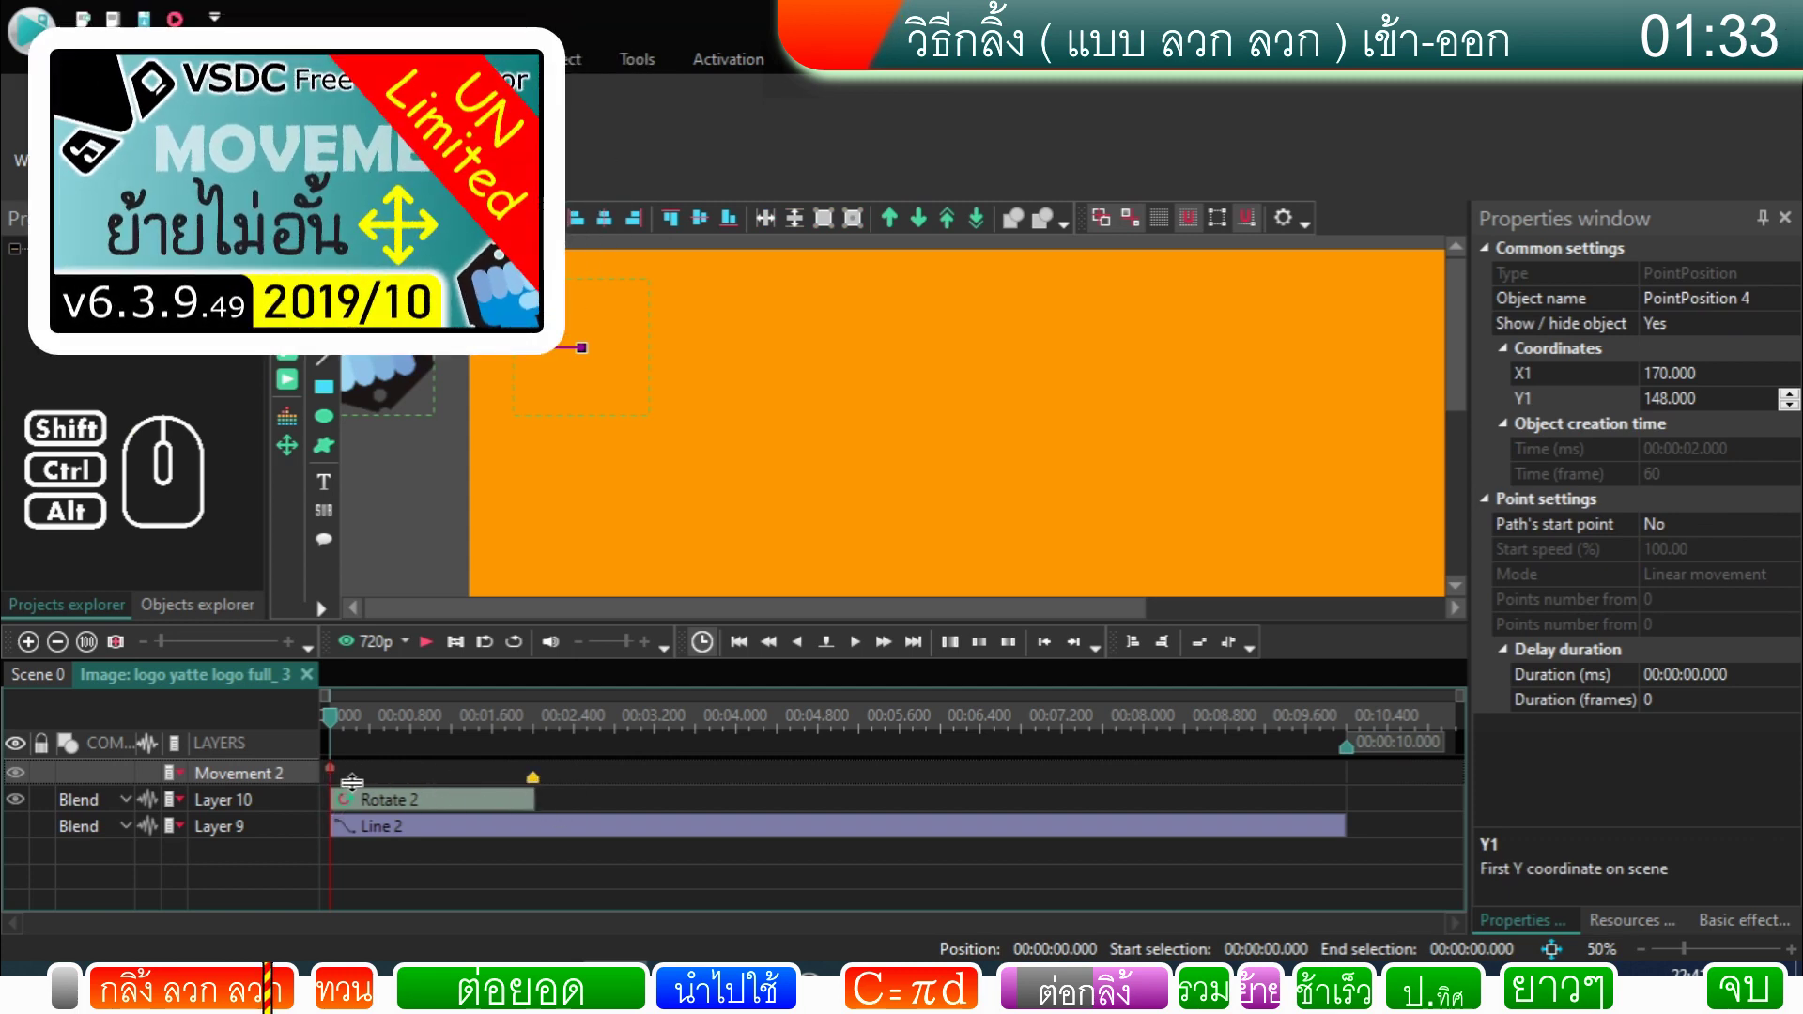
left_click(543, 786)
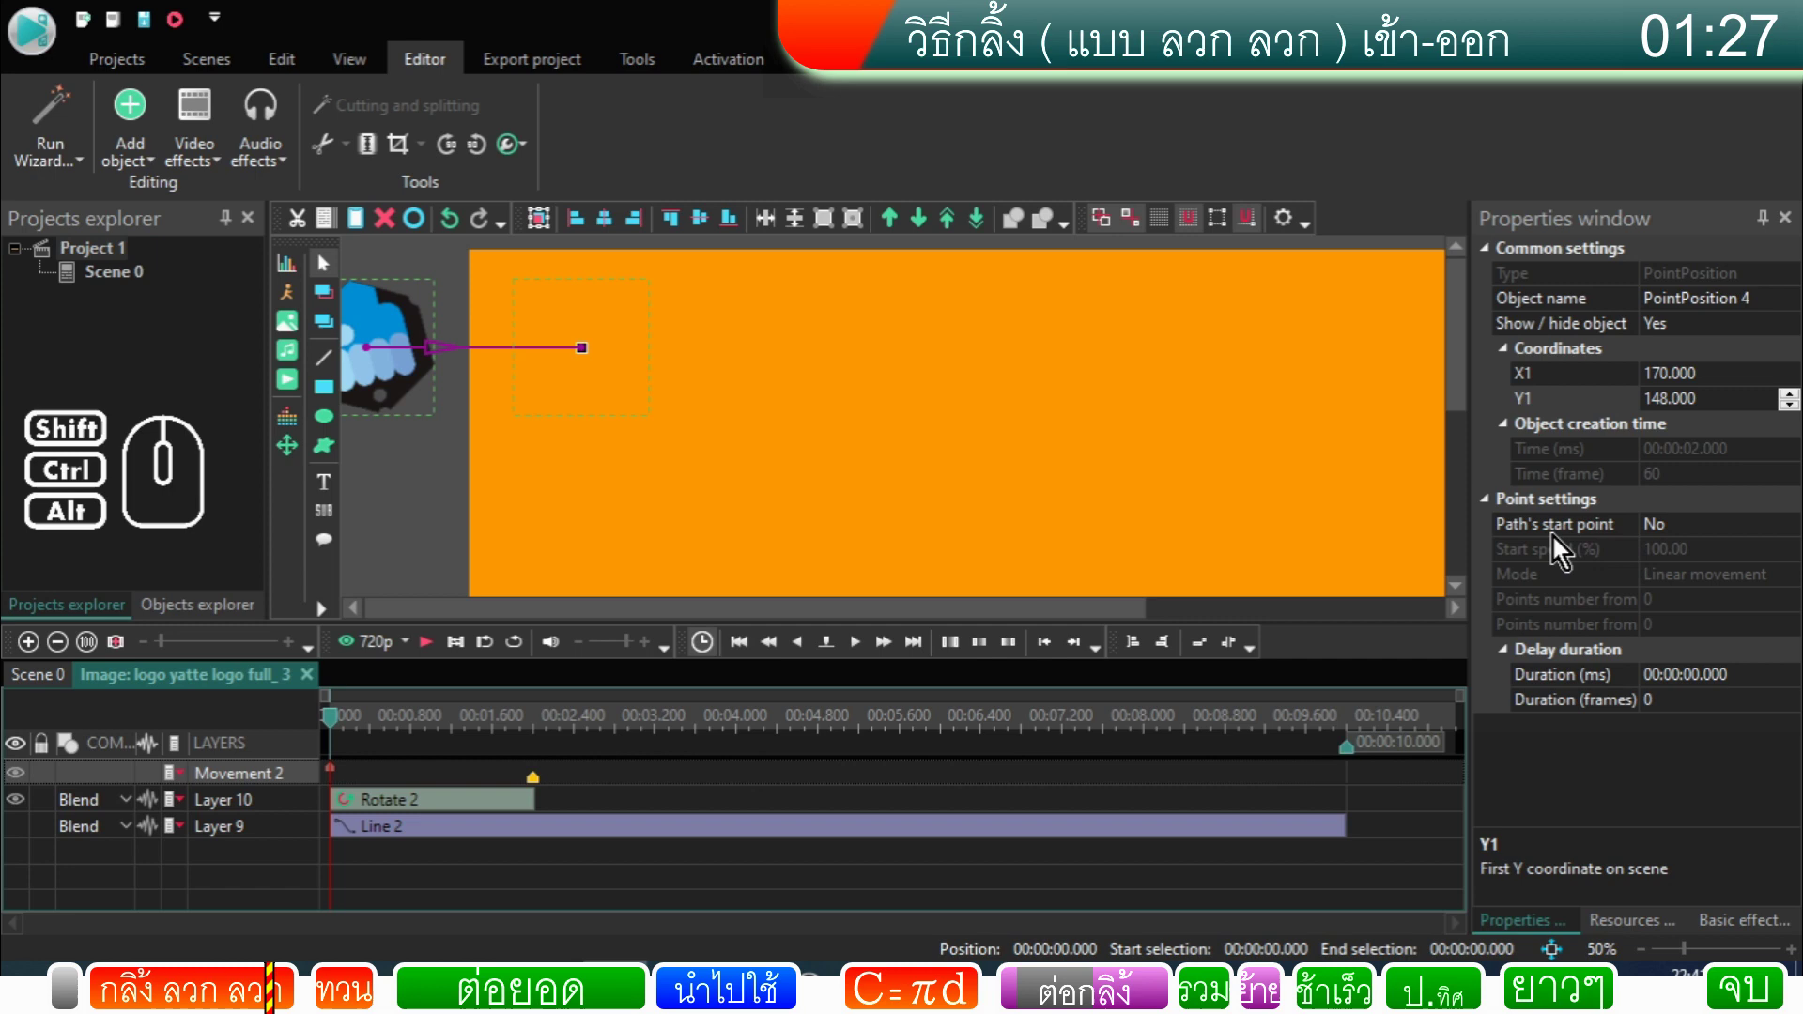
double_click(1683, 536)
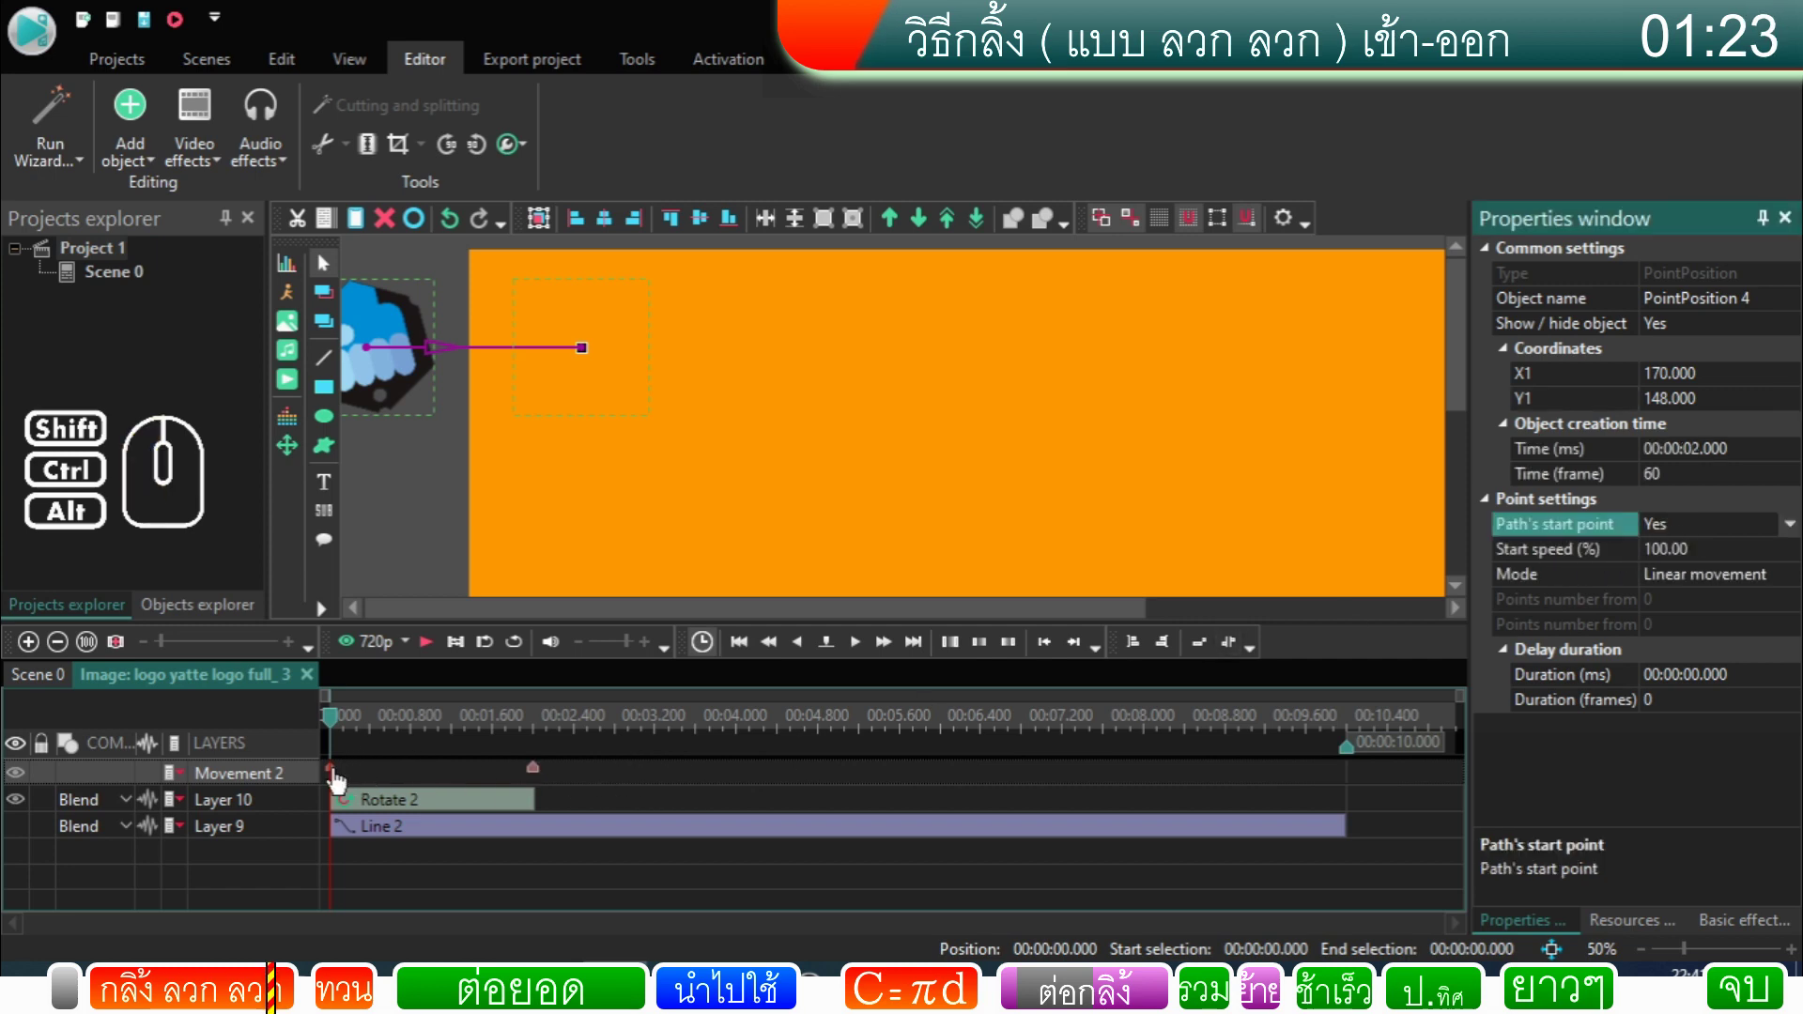
Step: Drag the other movement point to about 2 seconds (frame 60)
left_click_drag(338, 780, 435, 780)
left_click_drag(543, 781, 334, 789)
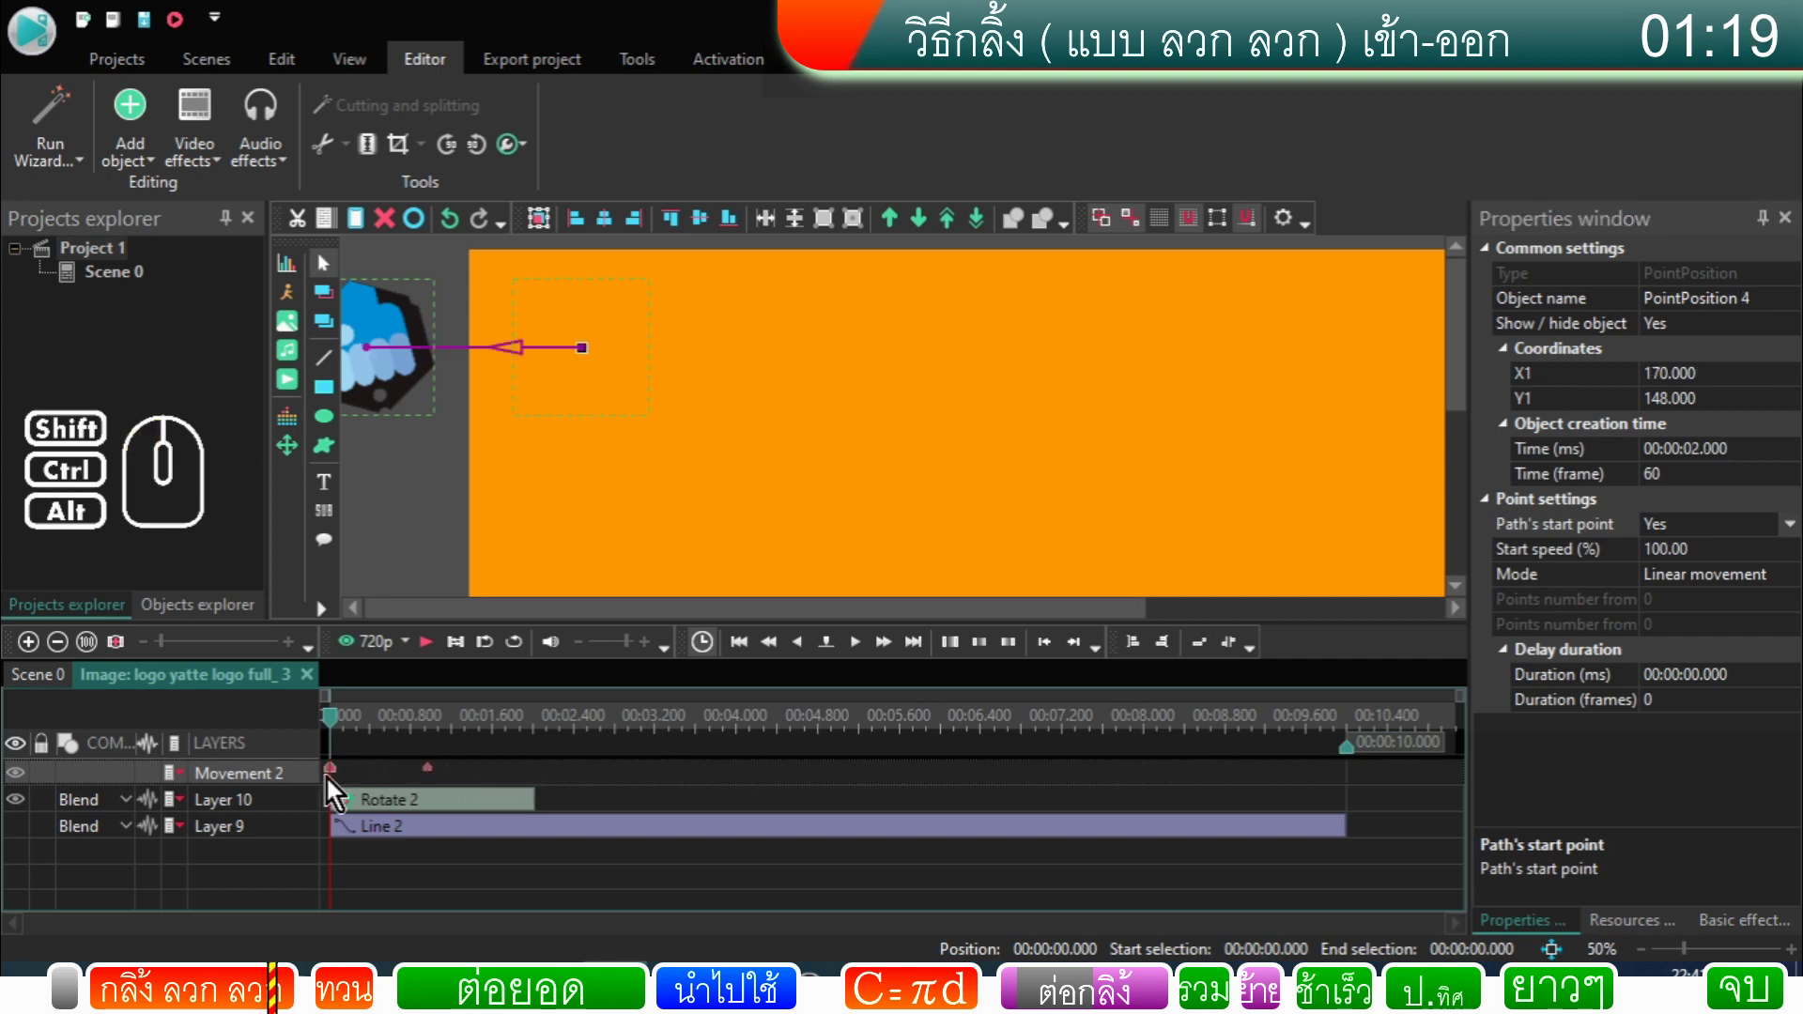
left_click_drag(437, 778, 537, 800)
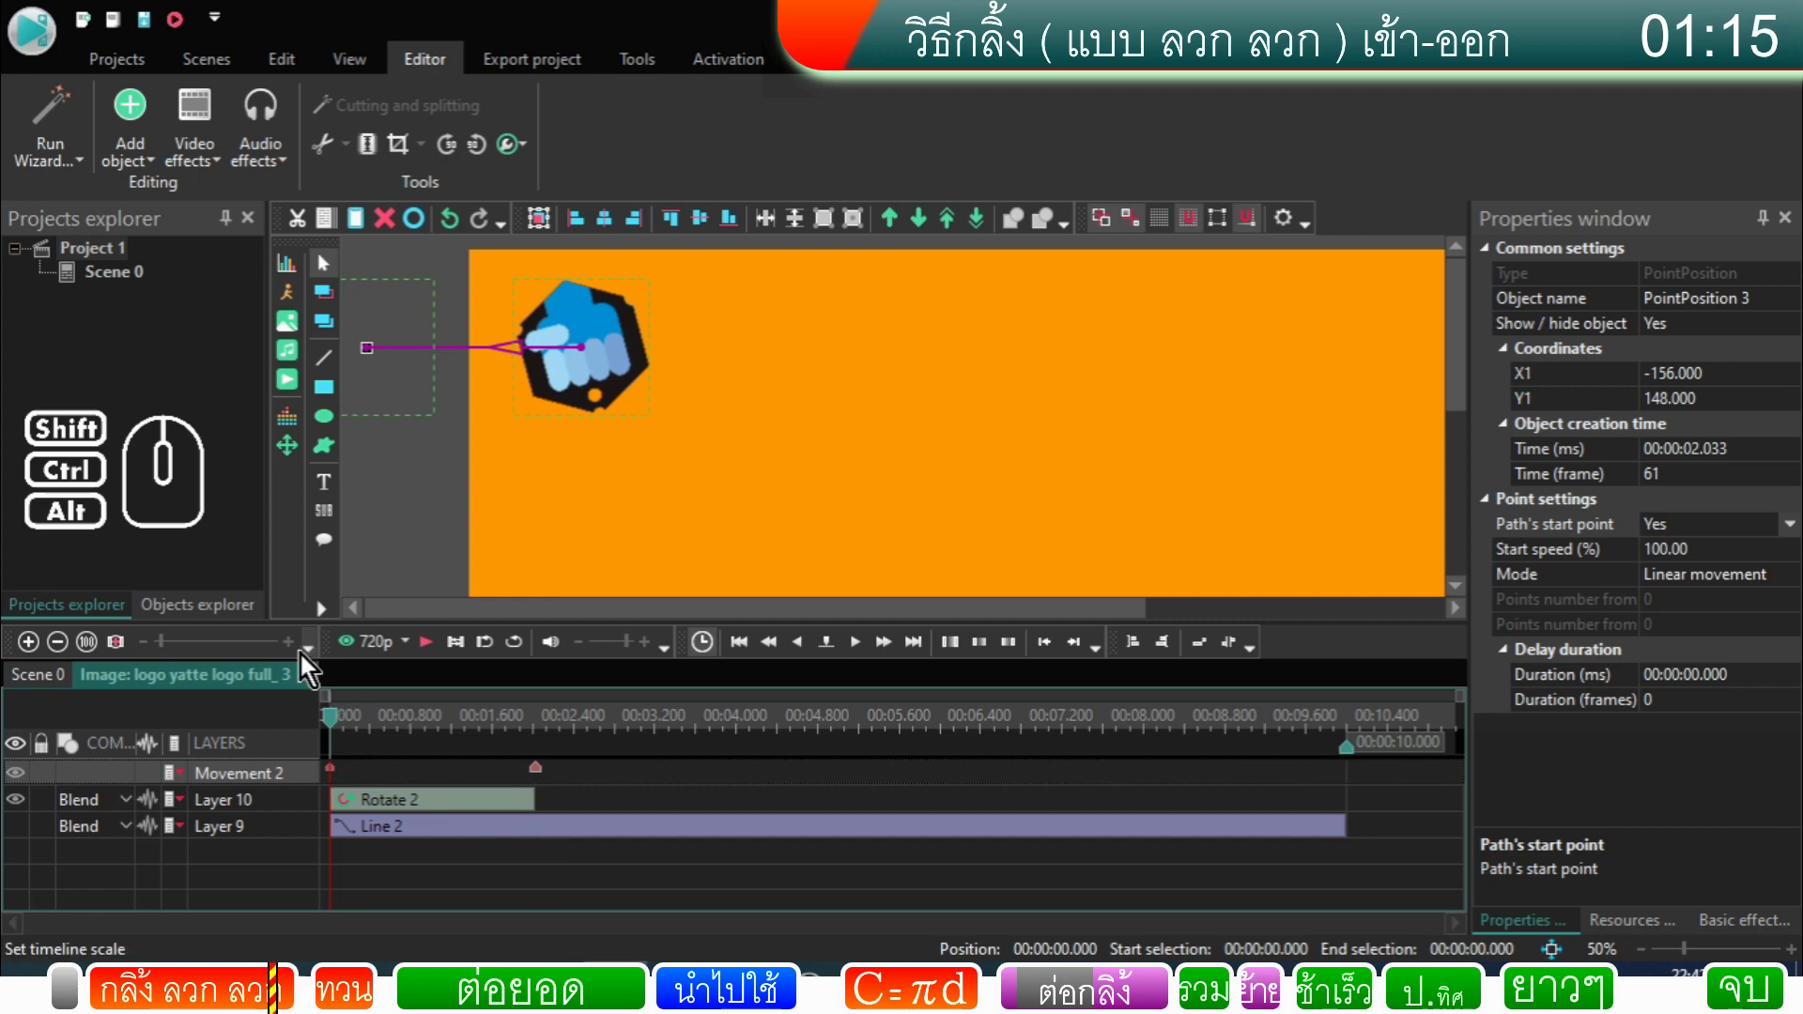
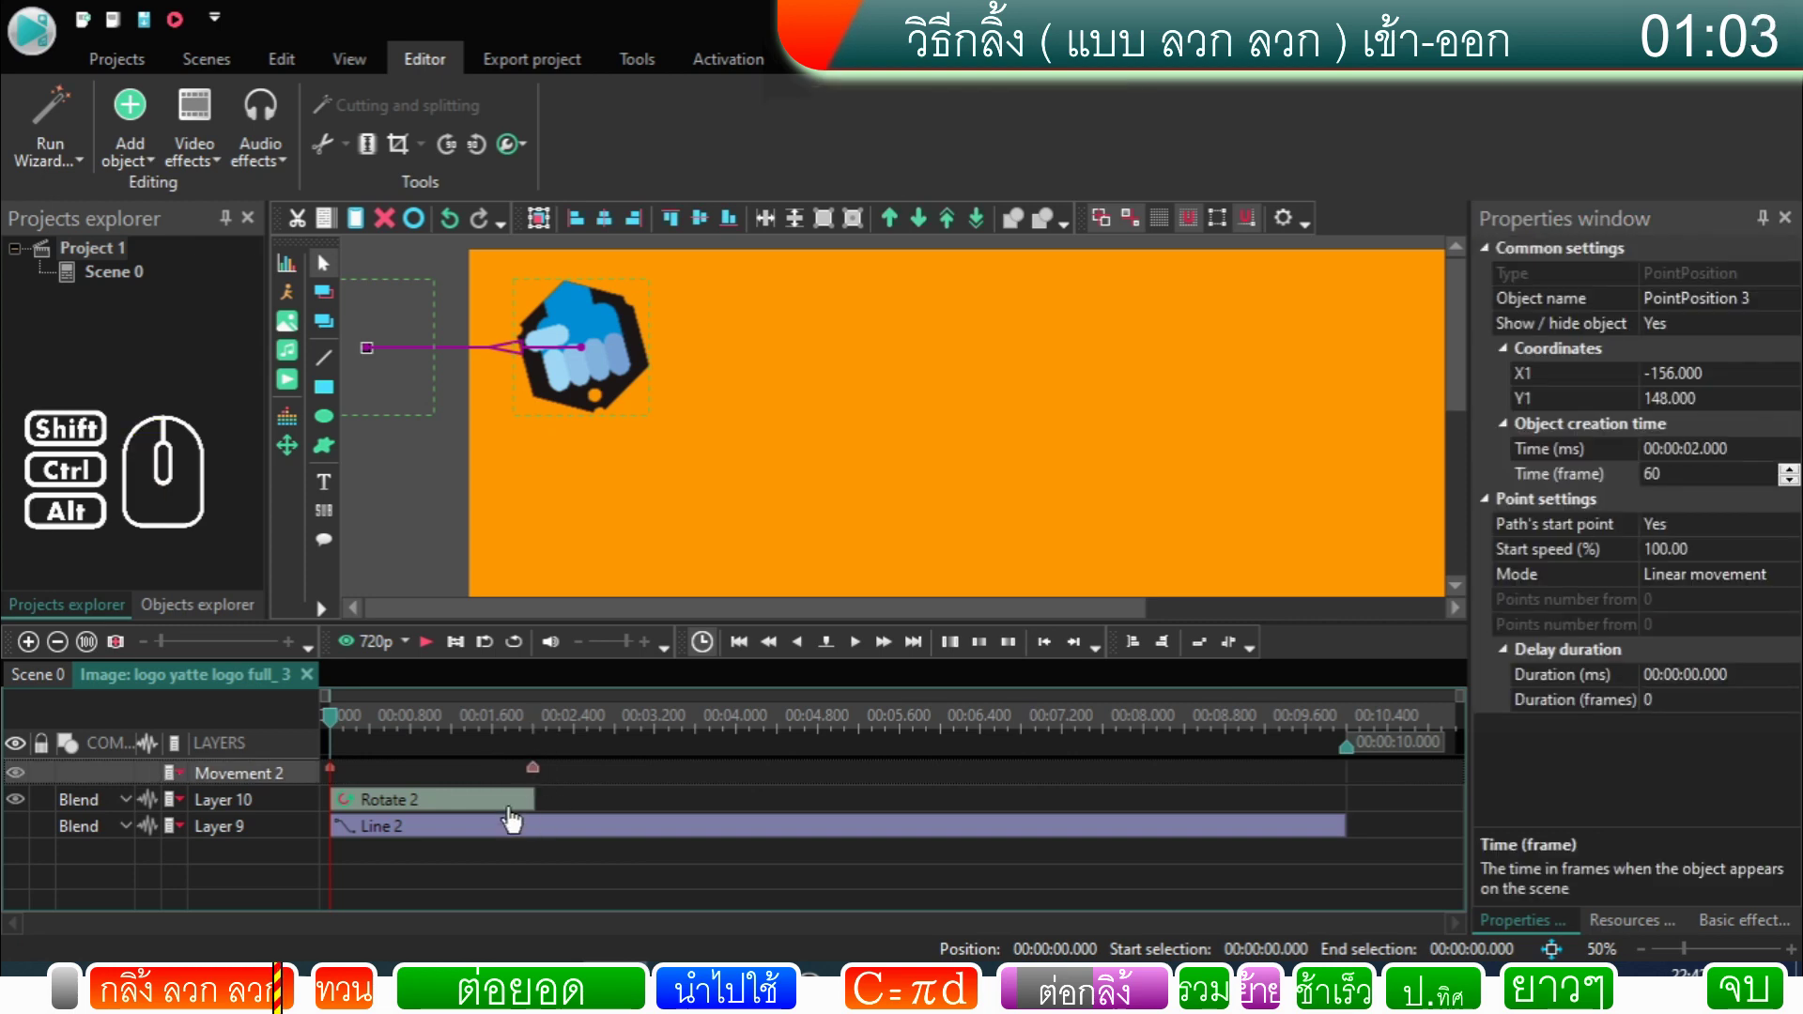
Step: Reverse Rotate 2 so it runs from 360 down to 180 degrees, then target Line 2 at the 2-second mark
left_click(516, 819)
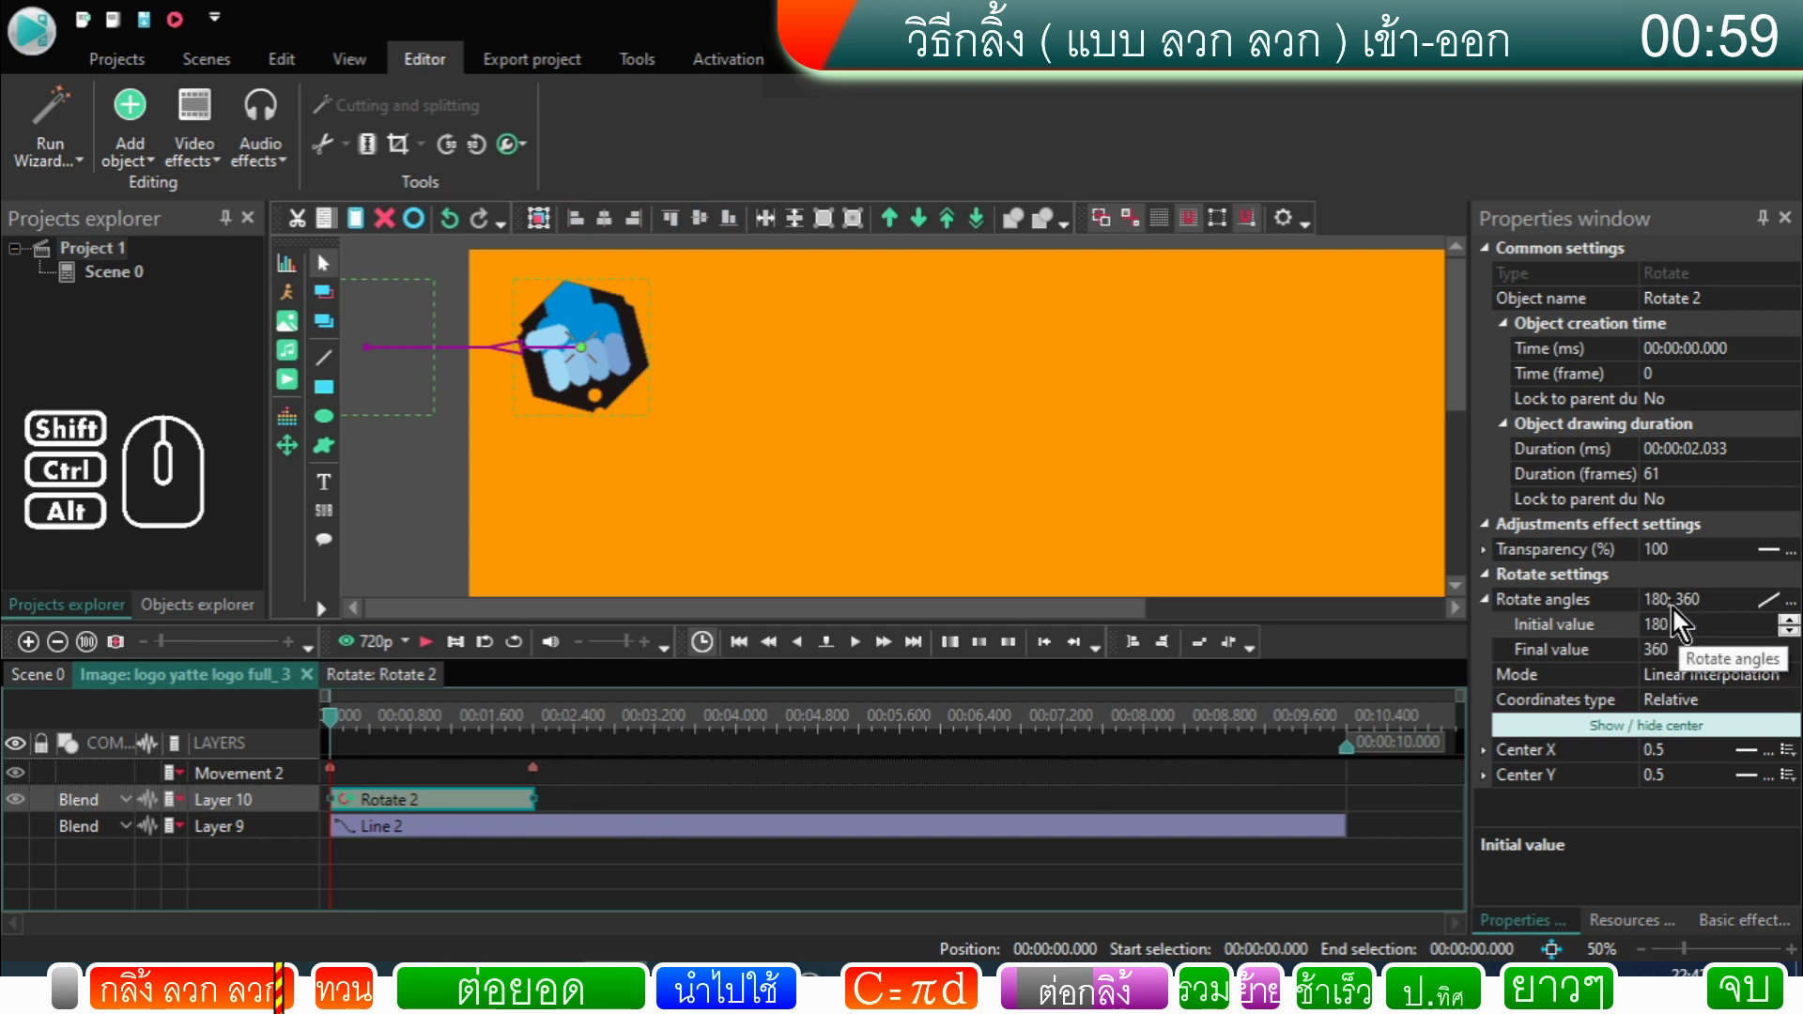
left_click(1684, 614)
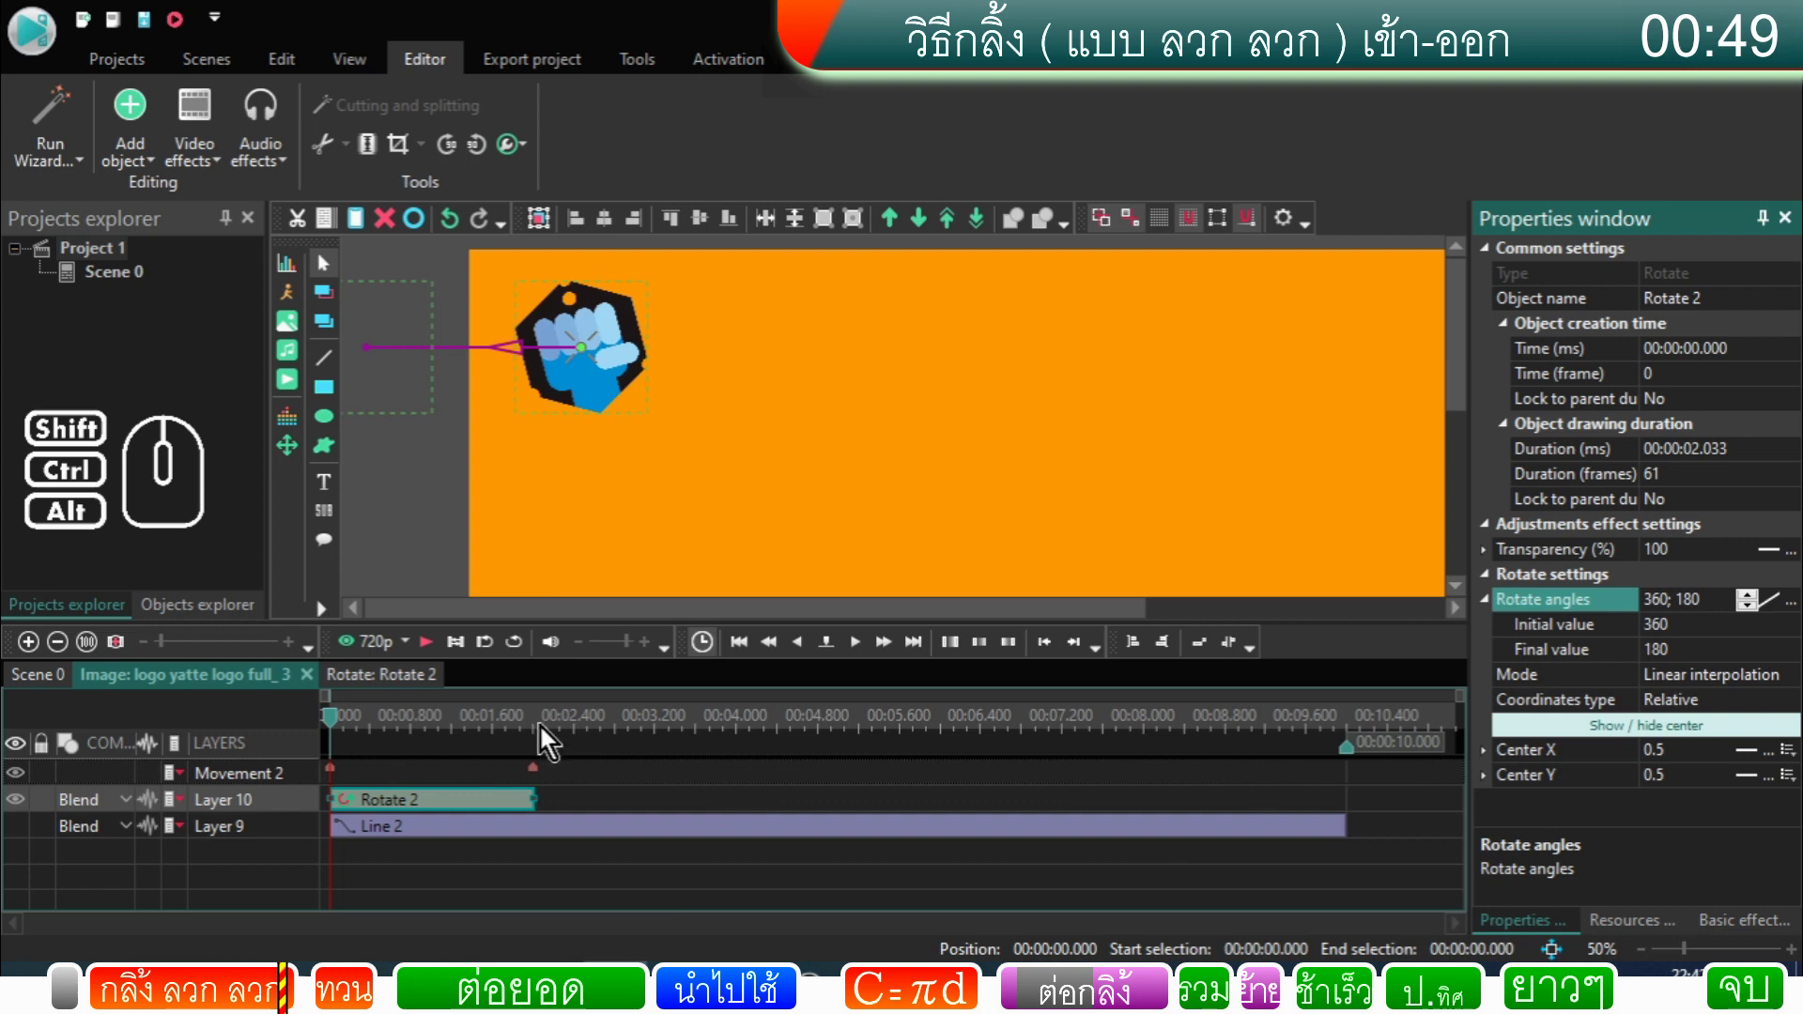
left_click(543, 732)
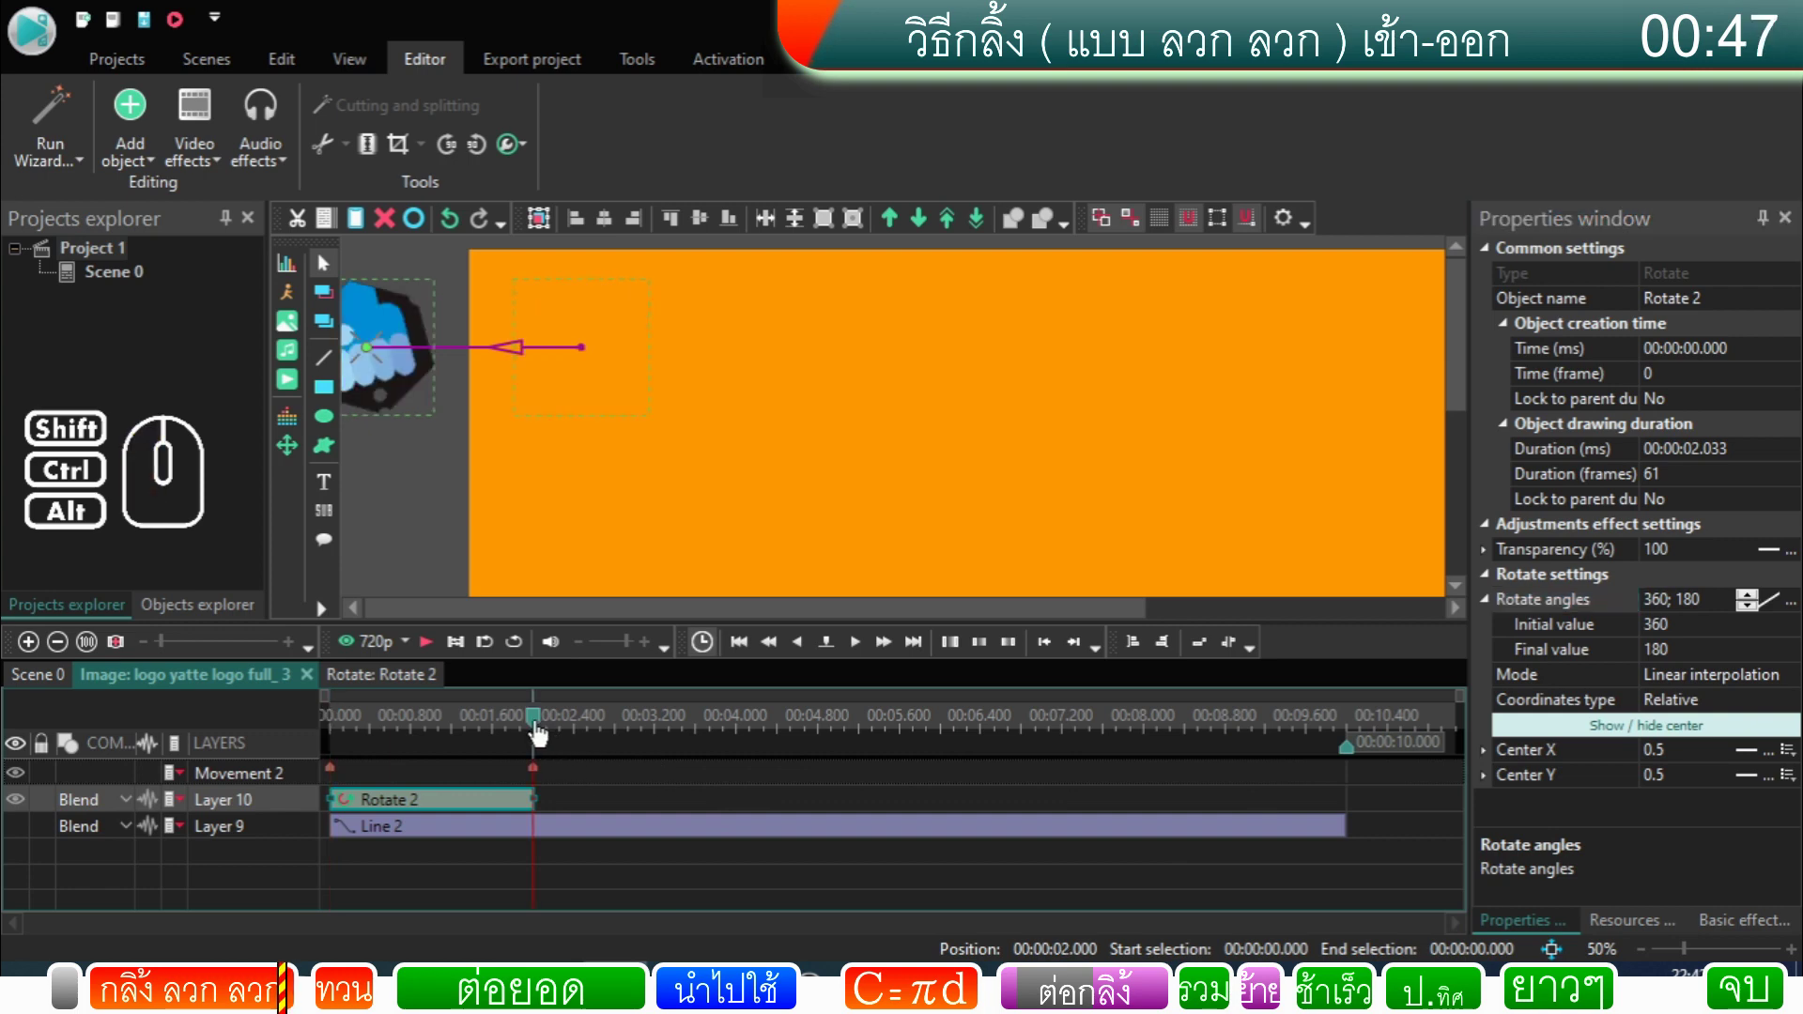
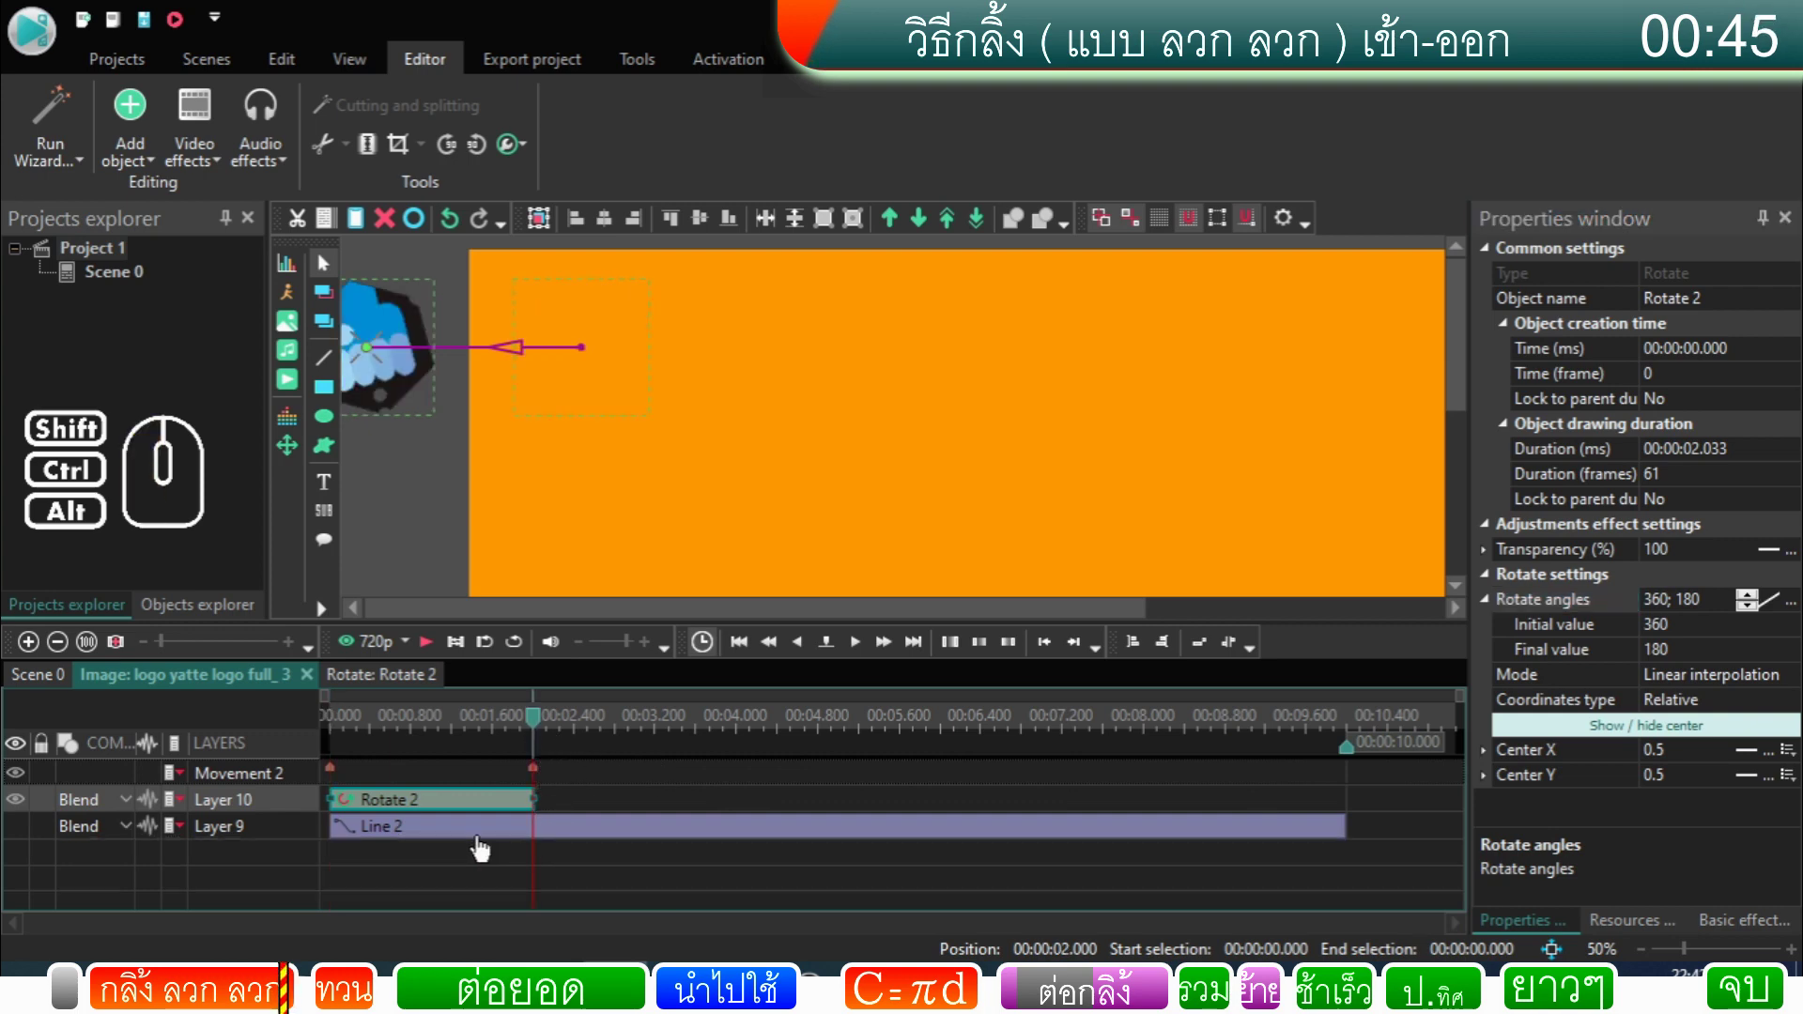
left_click(464, 843)
right_click(462, 842)
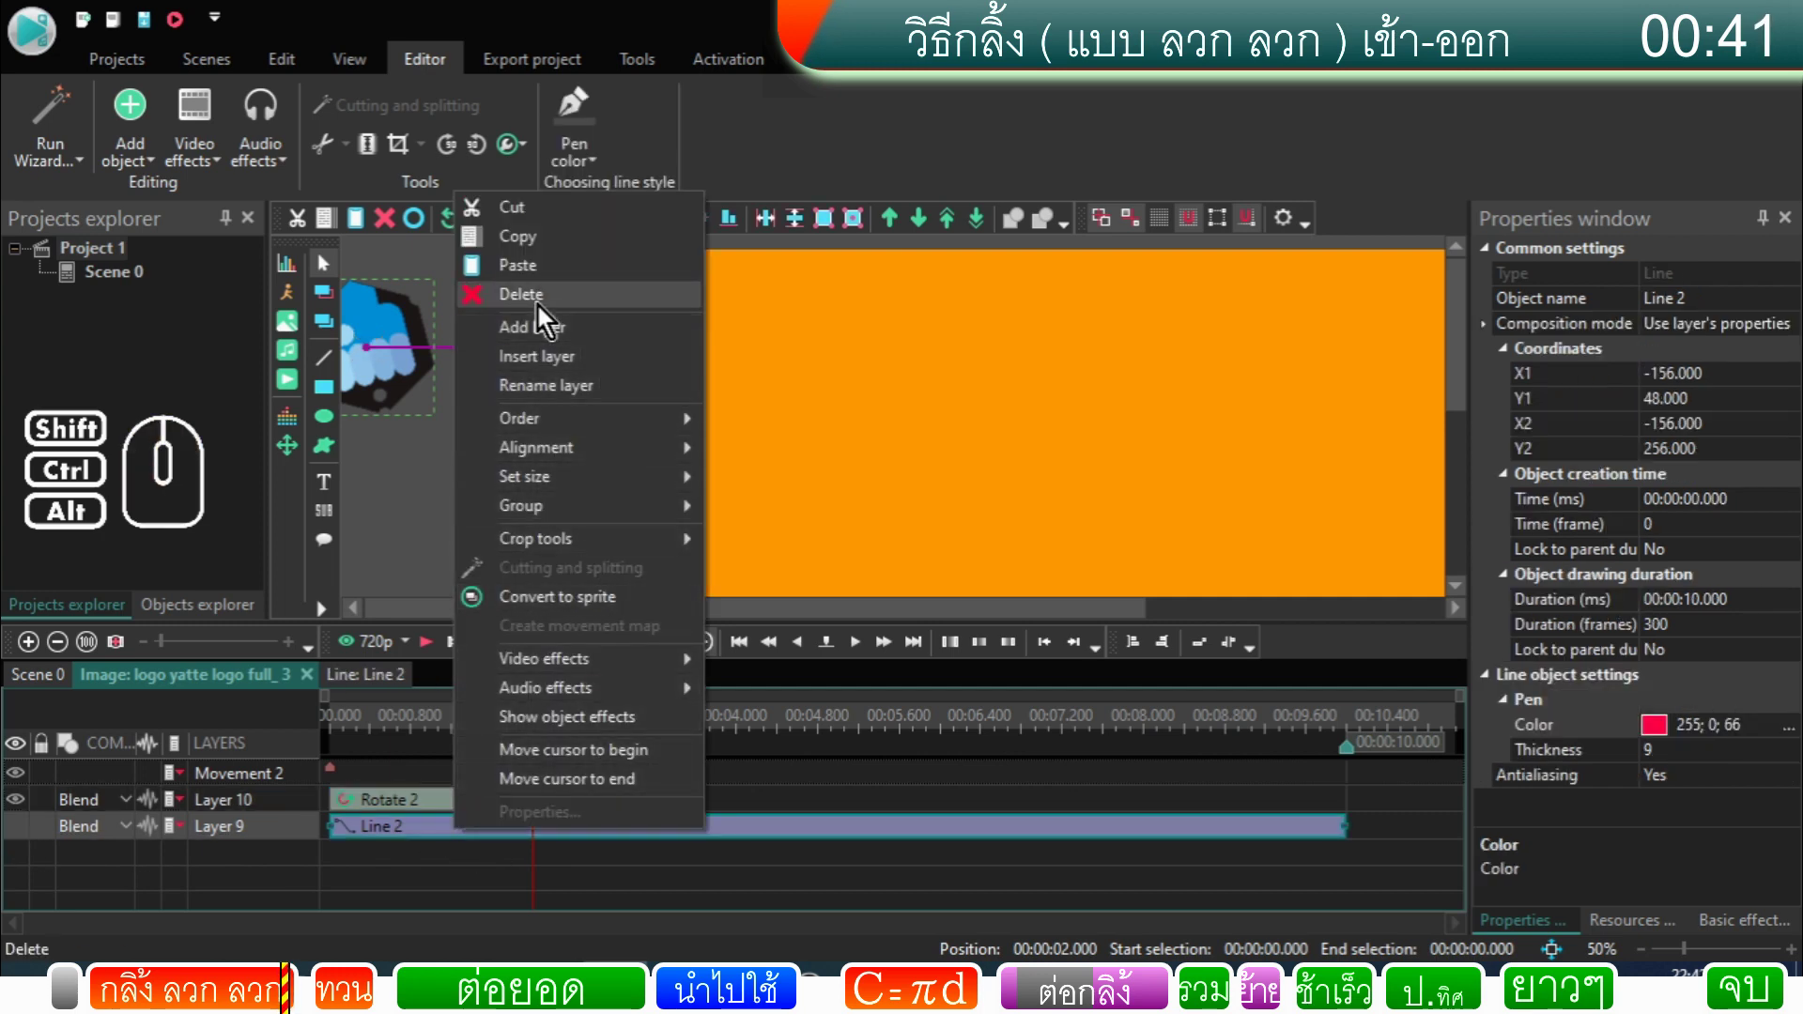
Step: Delete Line 2 from the copied logo and return to the Scene 0 timeline
left_click(544, 315)
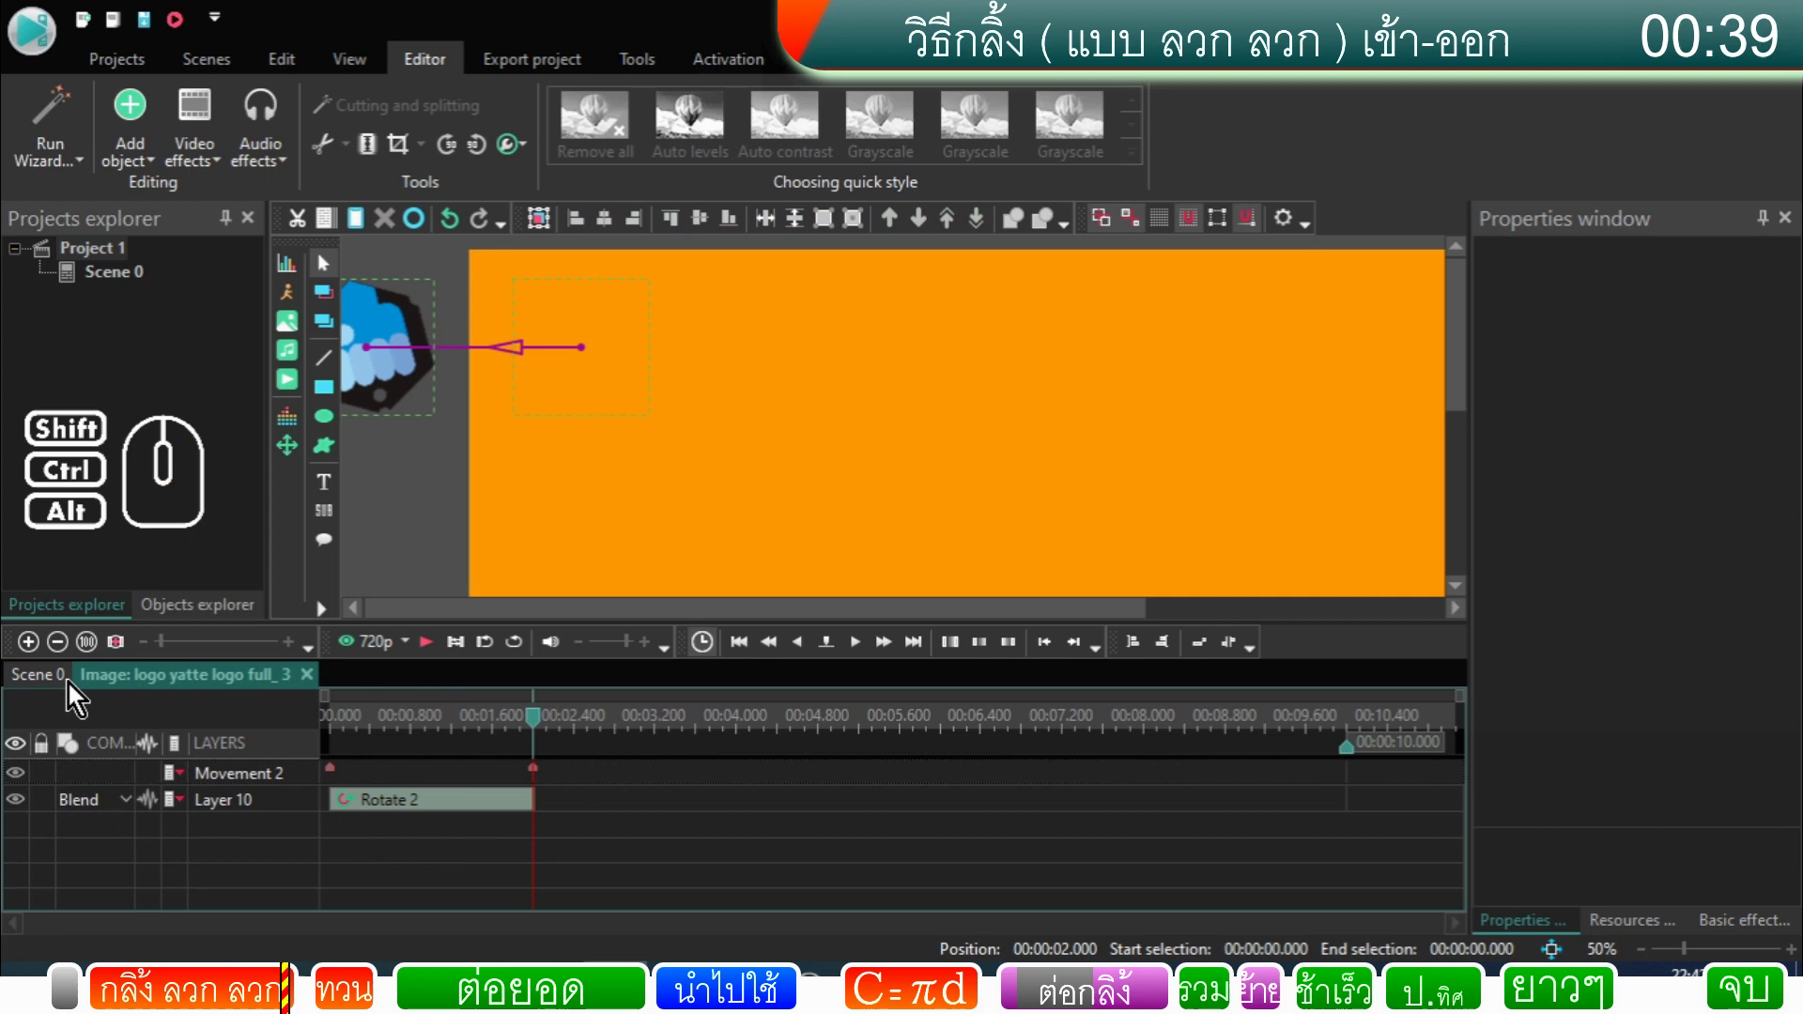
left_click(64, 690)
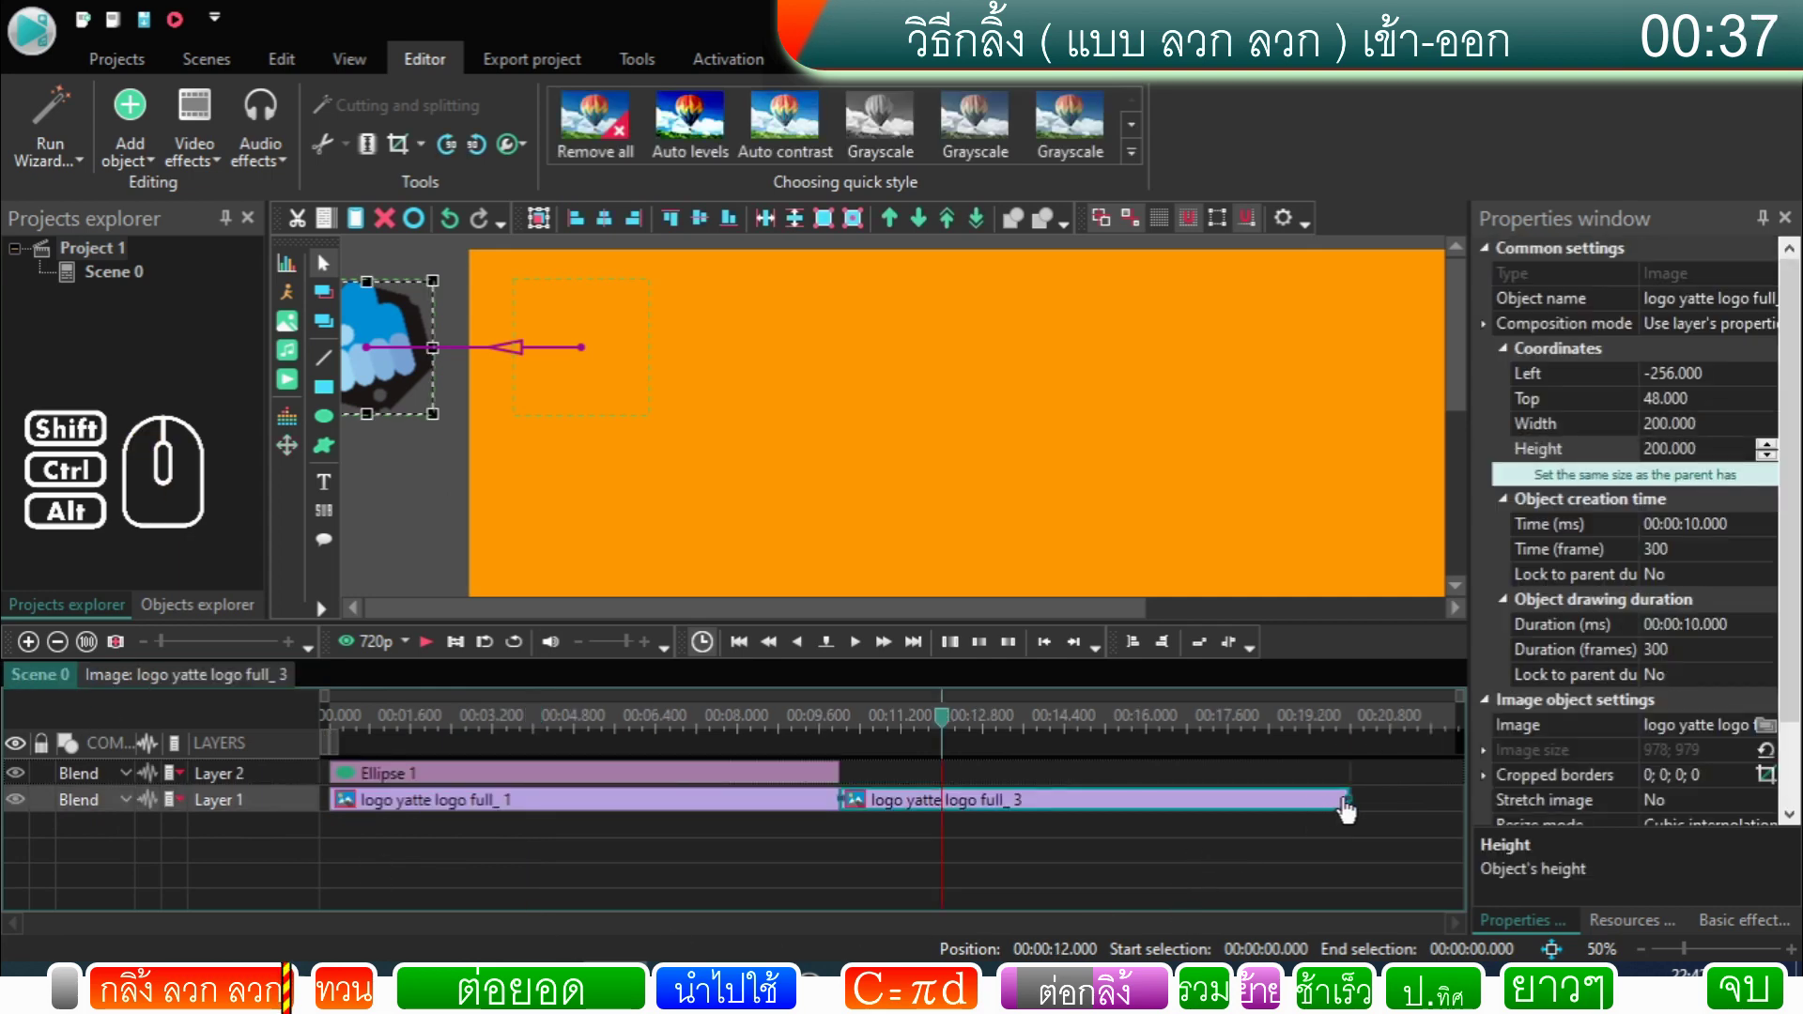
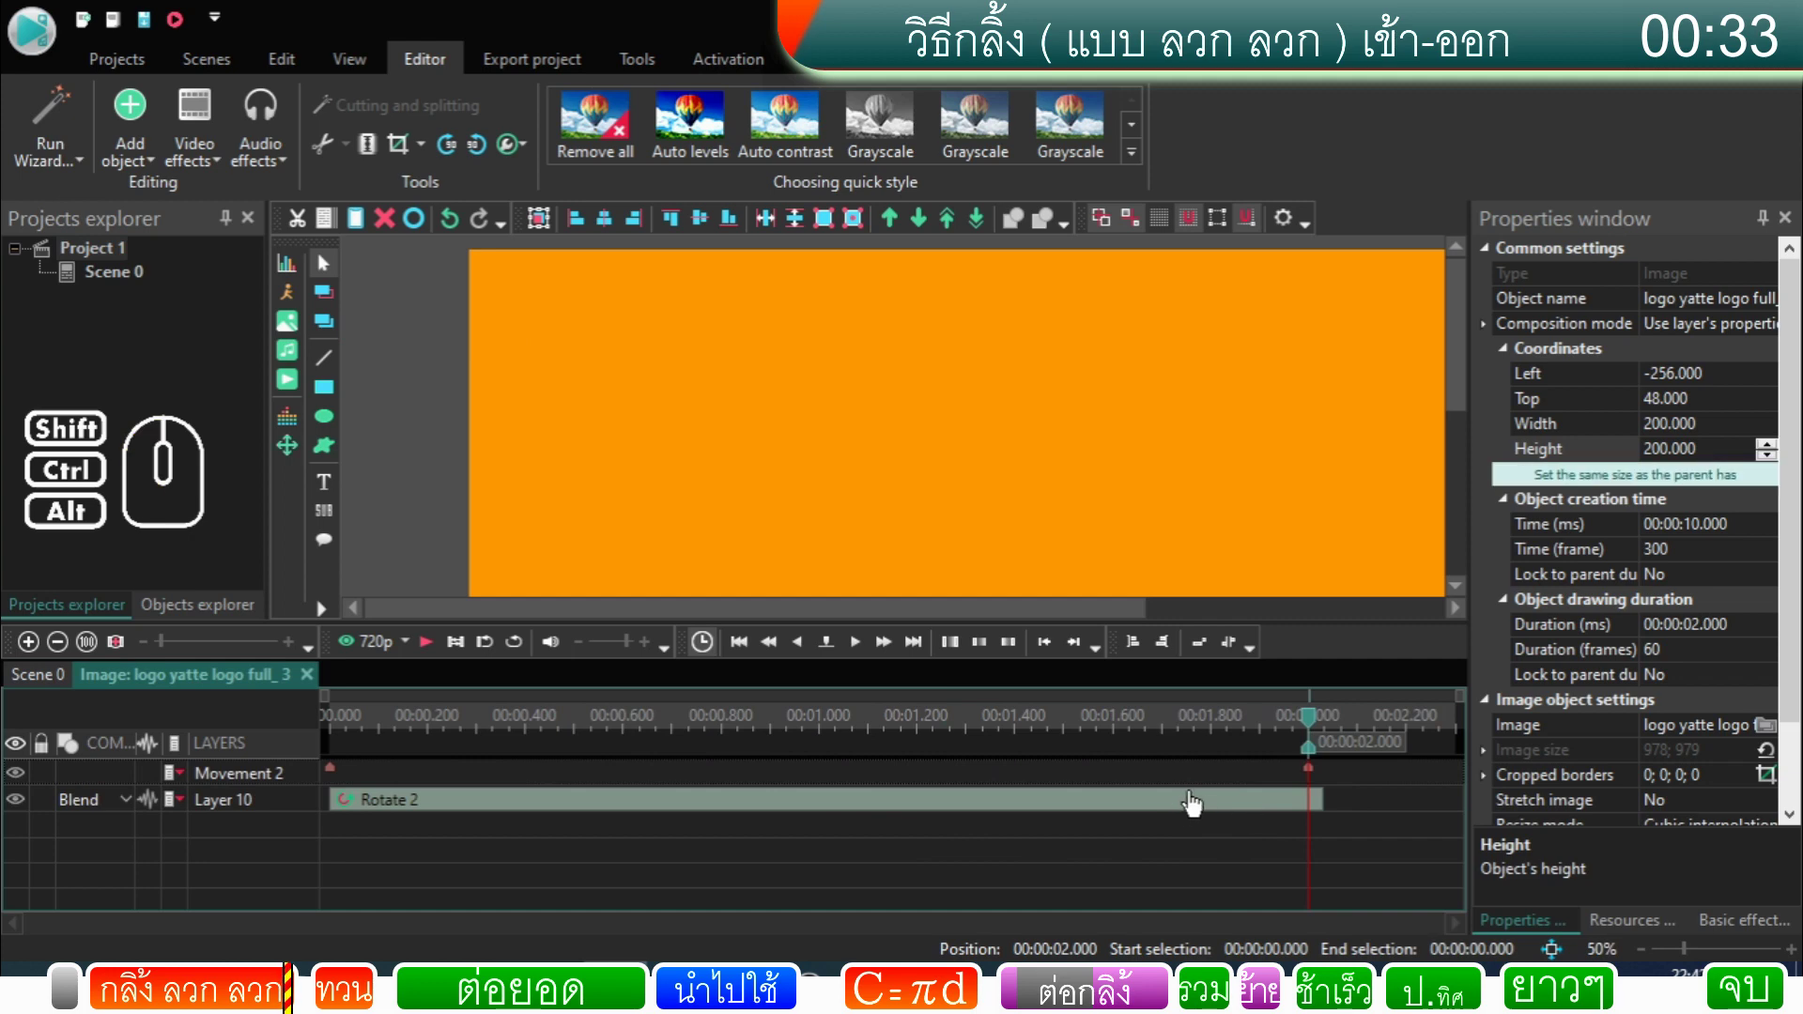
left_click(1297, 810)
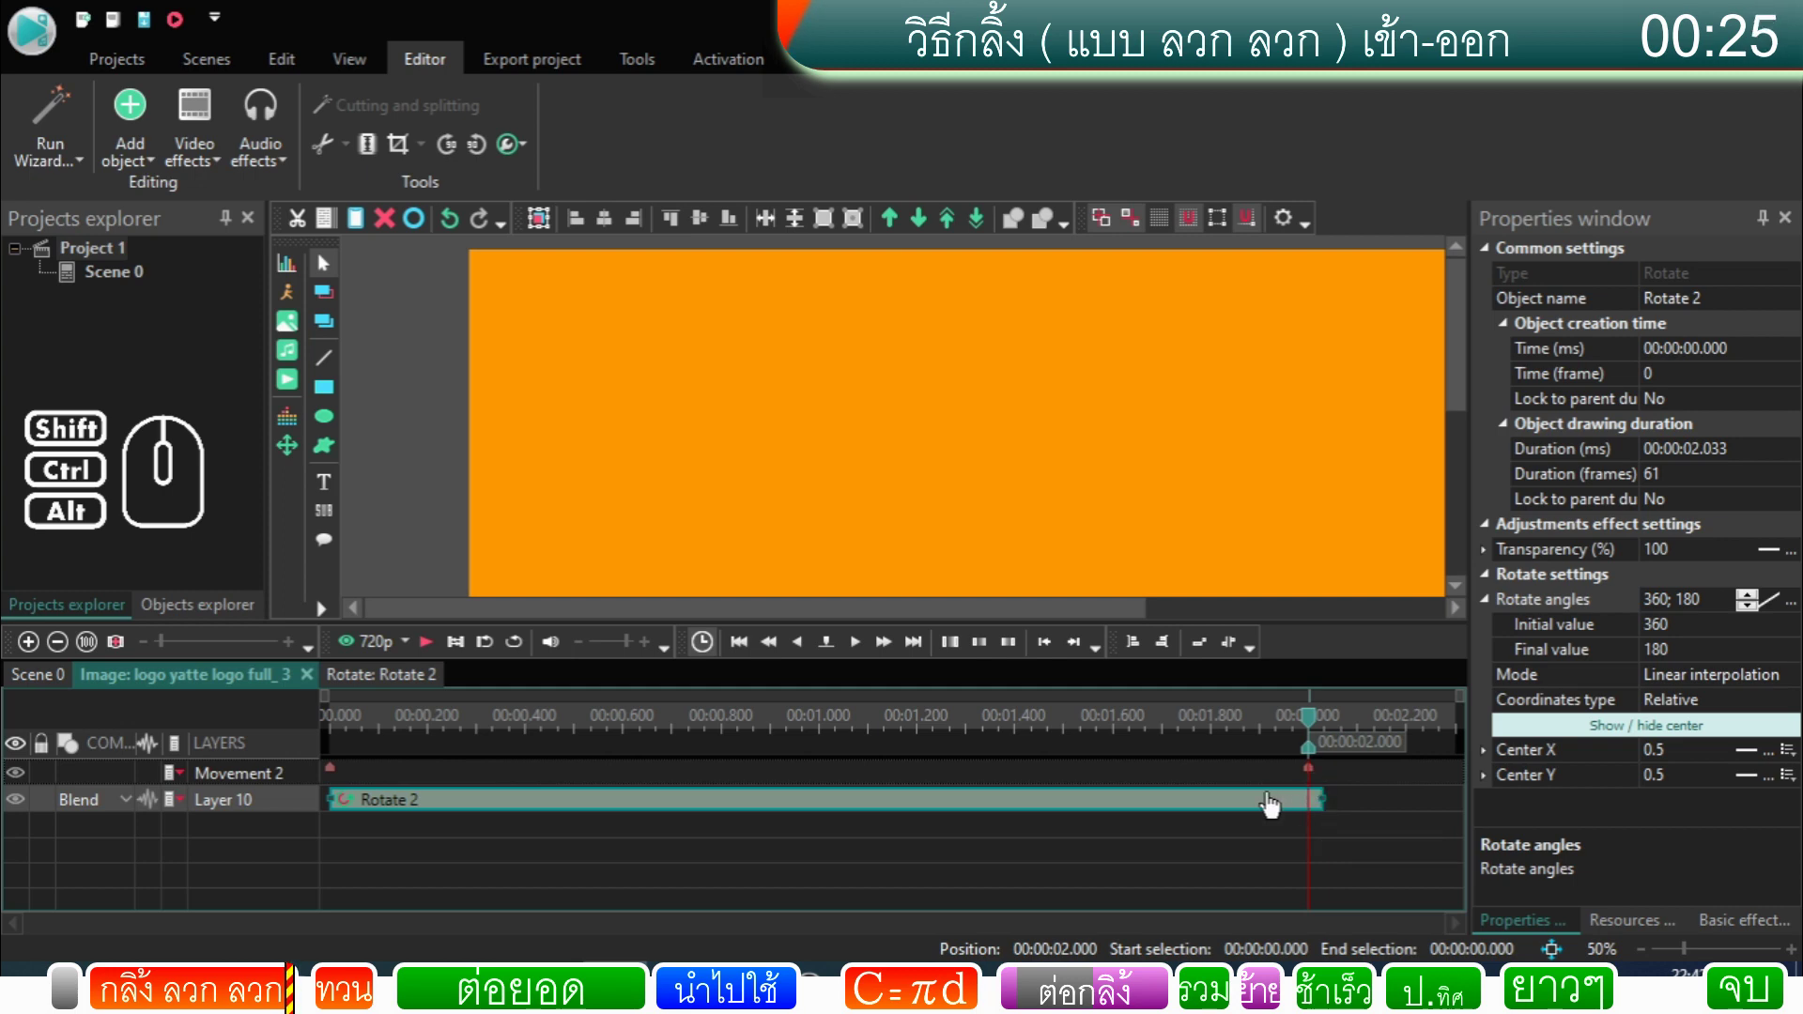
left_click(55, 682)
Step: Shorten the logo full_3 copy to a 2-second duration and reselect the original logo clip
left_click_drag(680, 617, 530, 634)
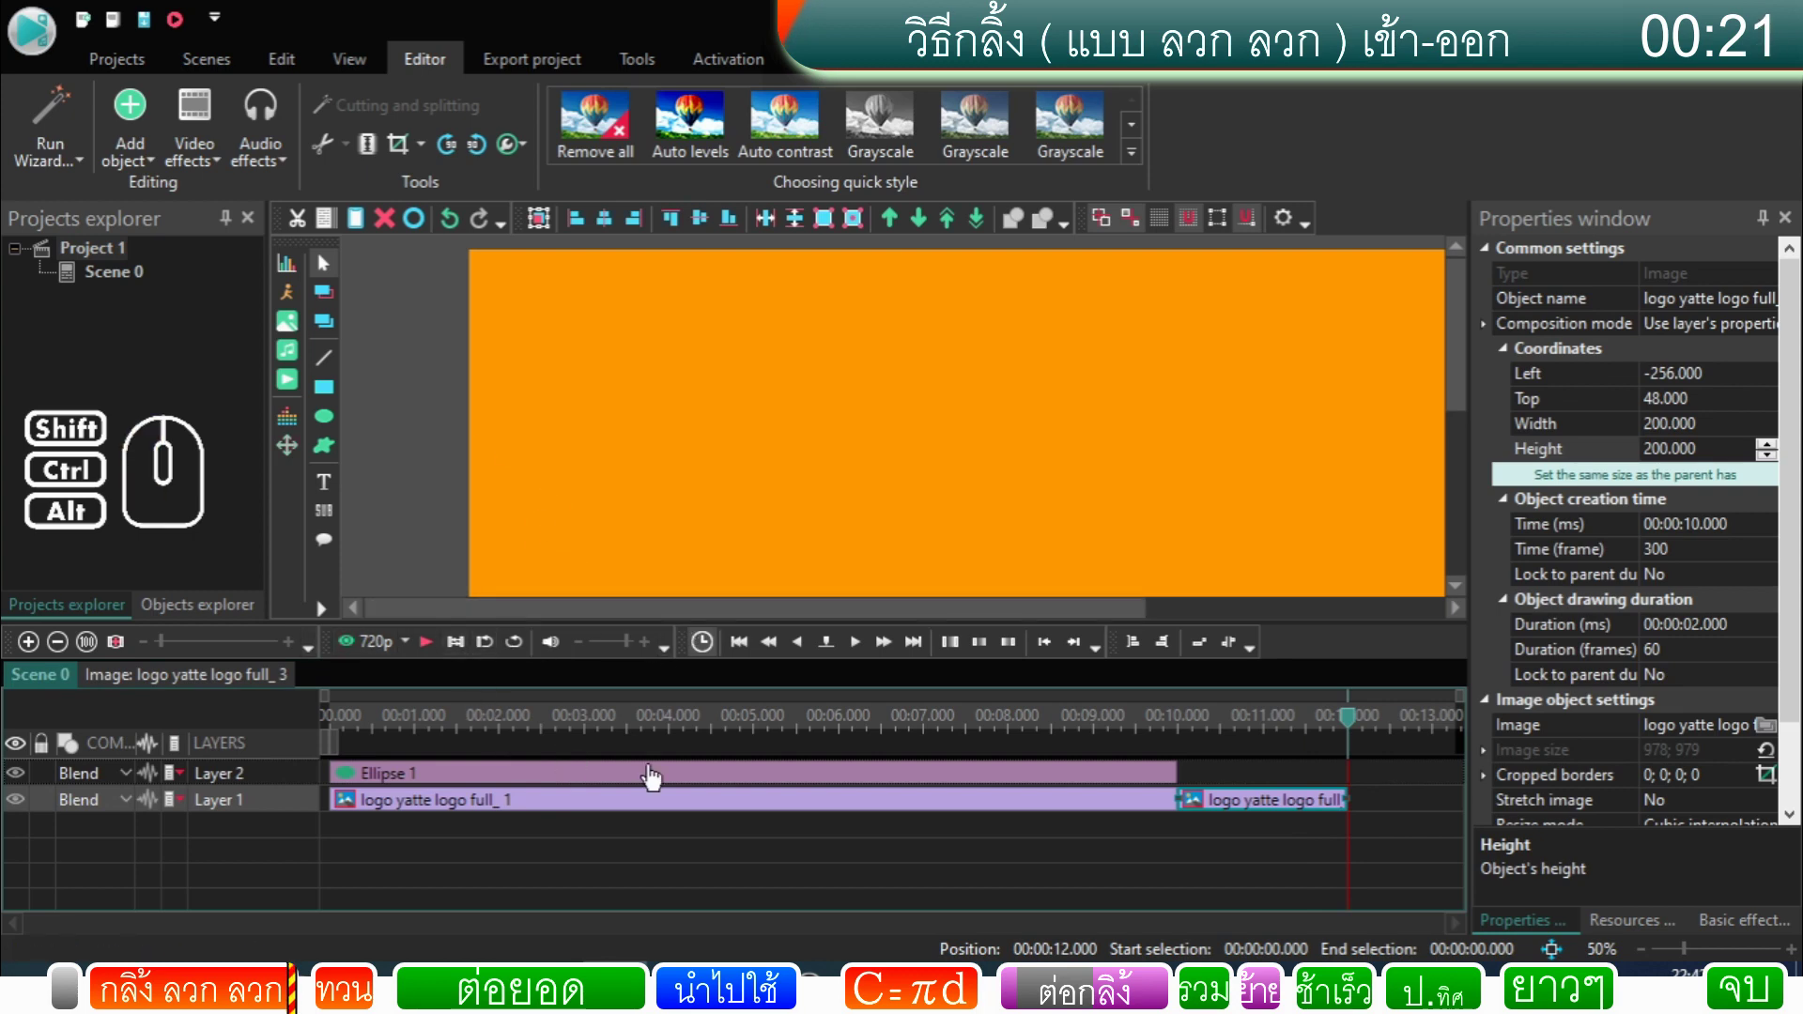
left_click(1117, 812)
left_click(941, 726)
left_click_drag(939, 728, 291, 760)
left_click(433, 654)
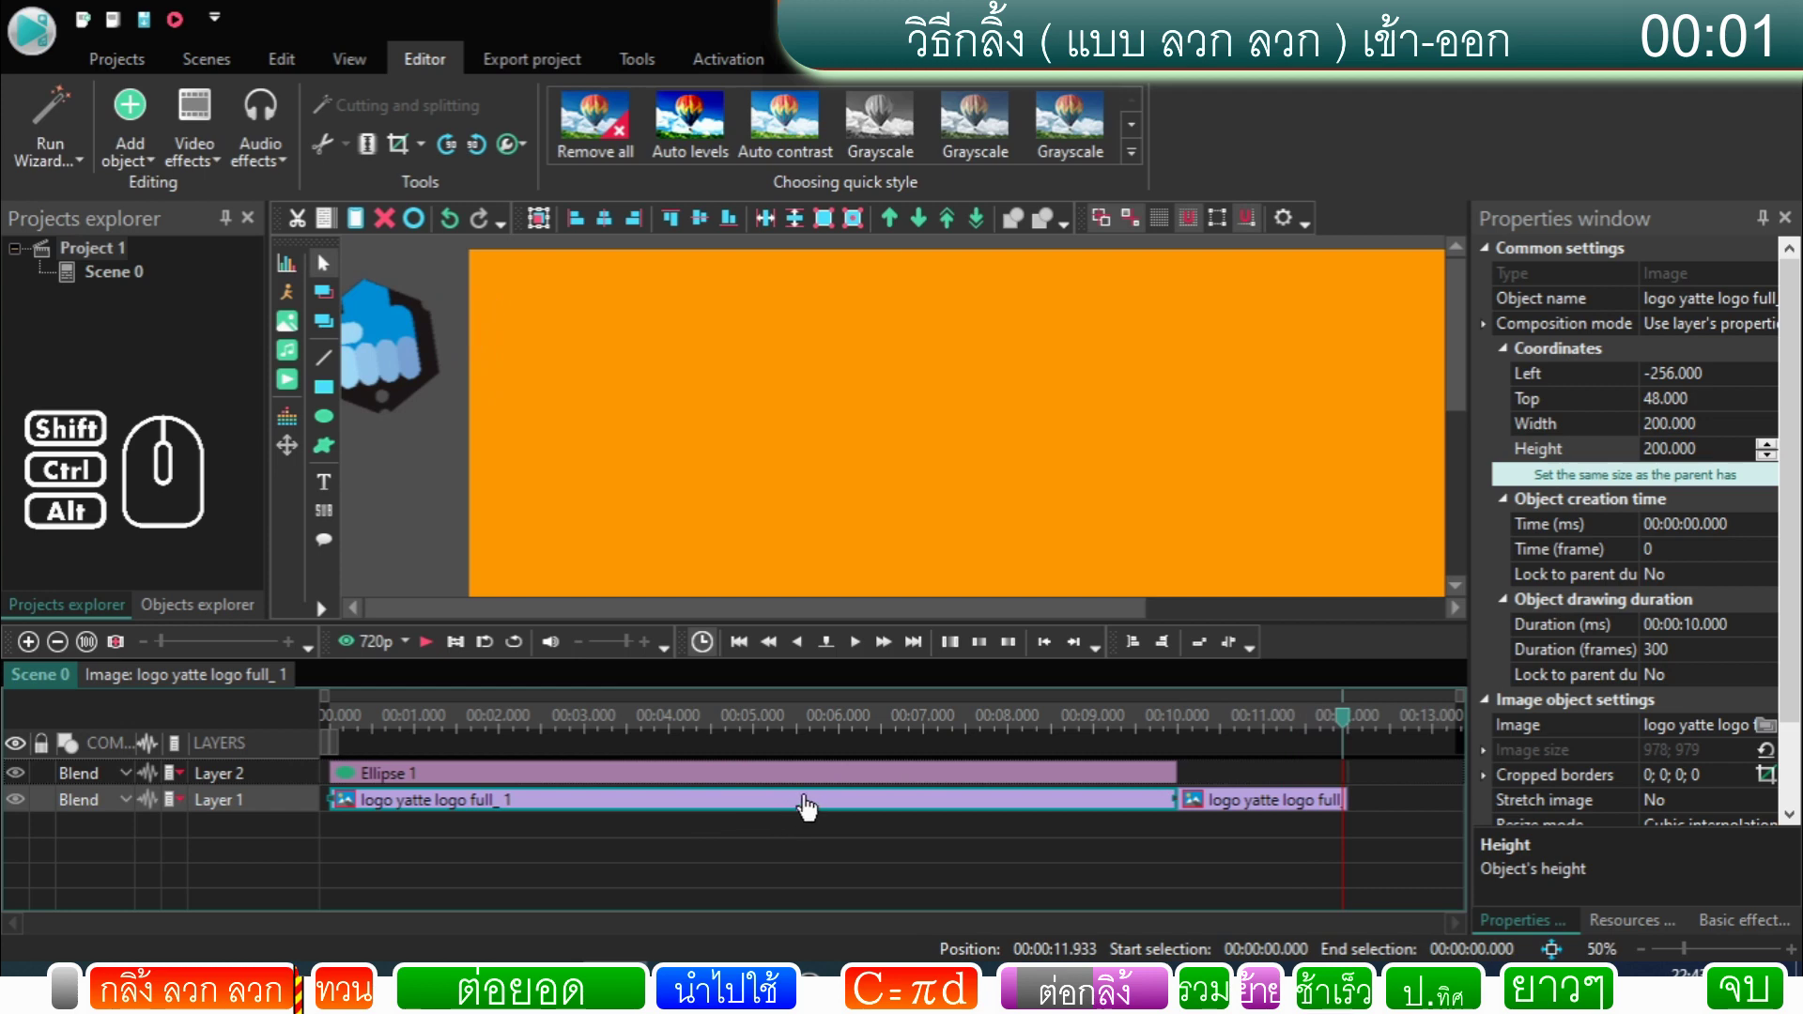
Step: Stretch logo full_1 to a duration of 00:00:10.933 so it meets the copied clip
left_click(1201, 786)
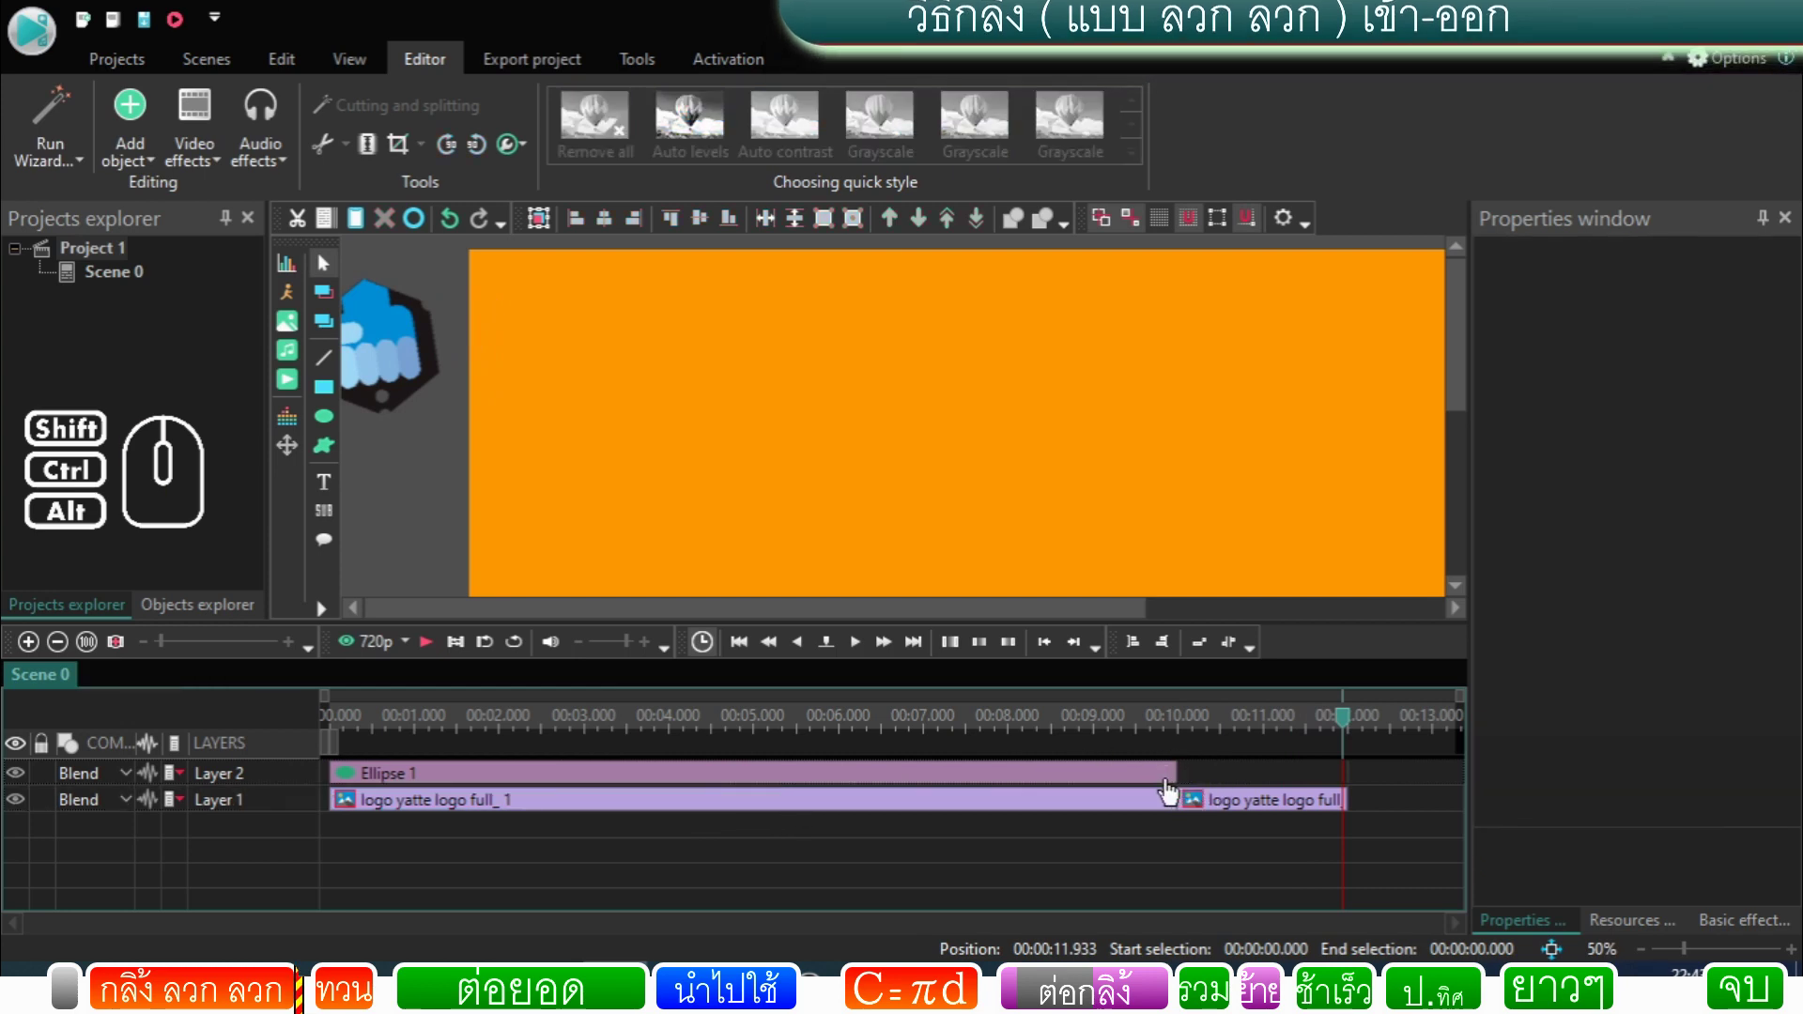
left_click(1236, 855)
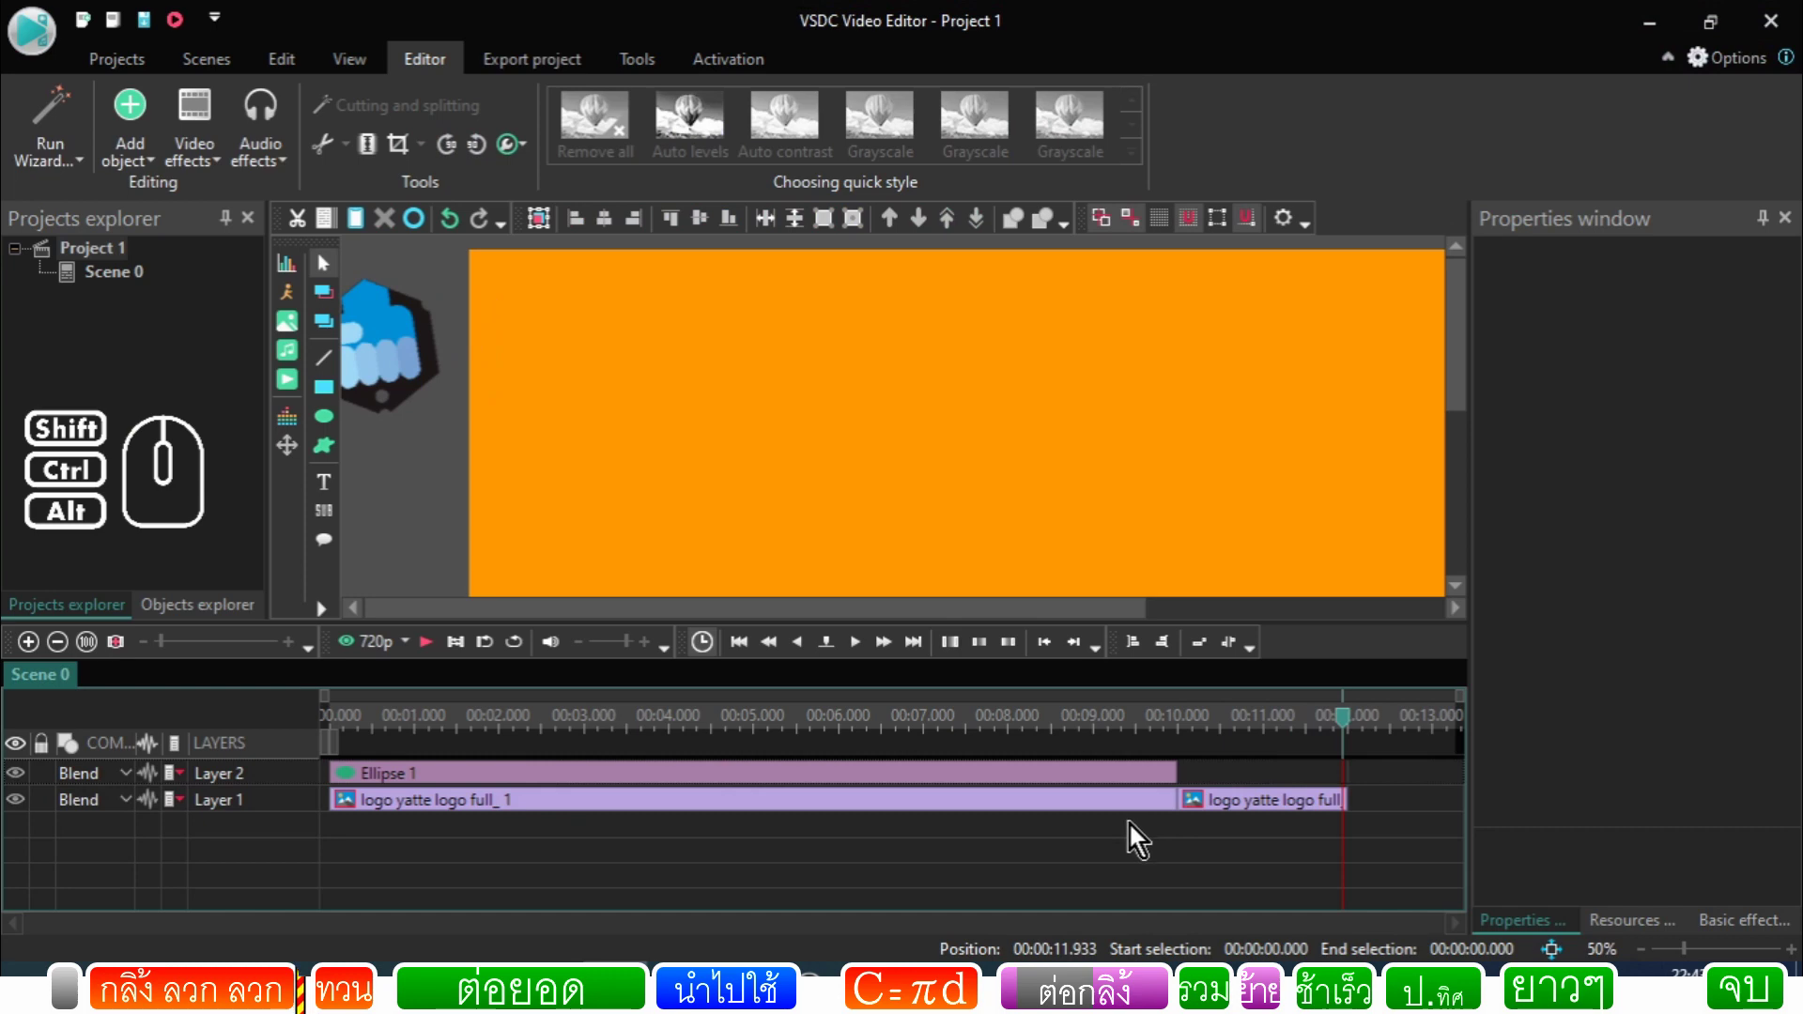
left_click(1137, 810)
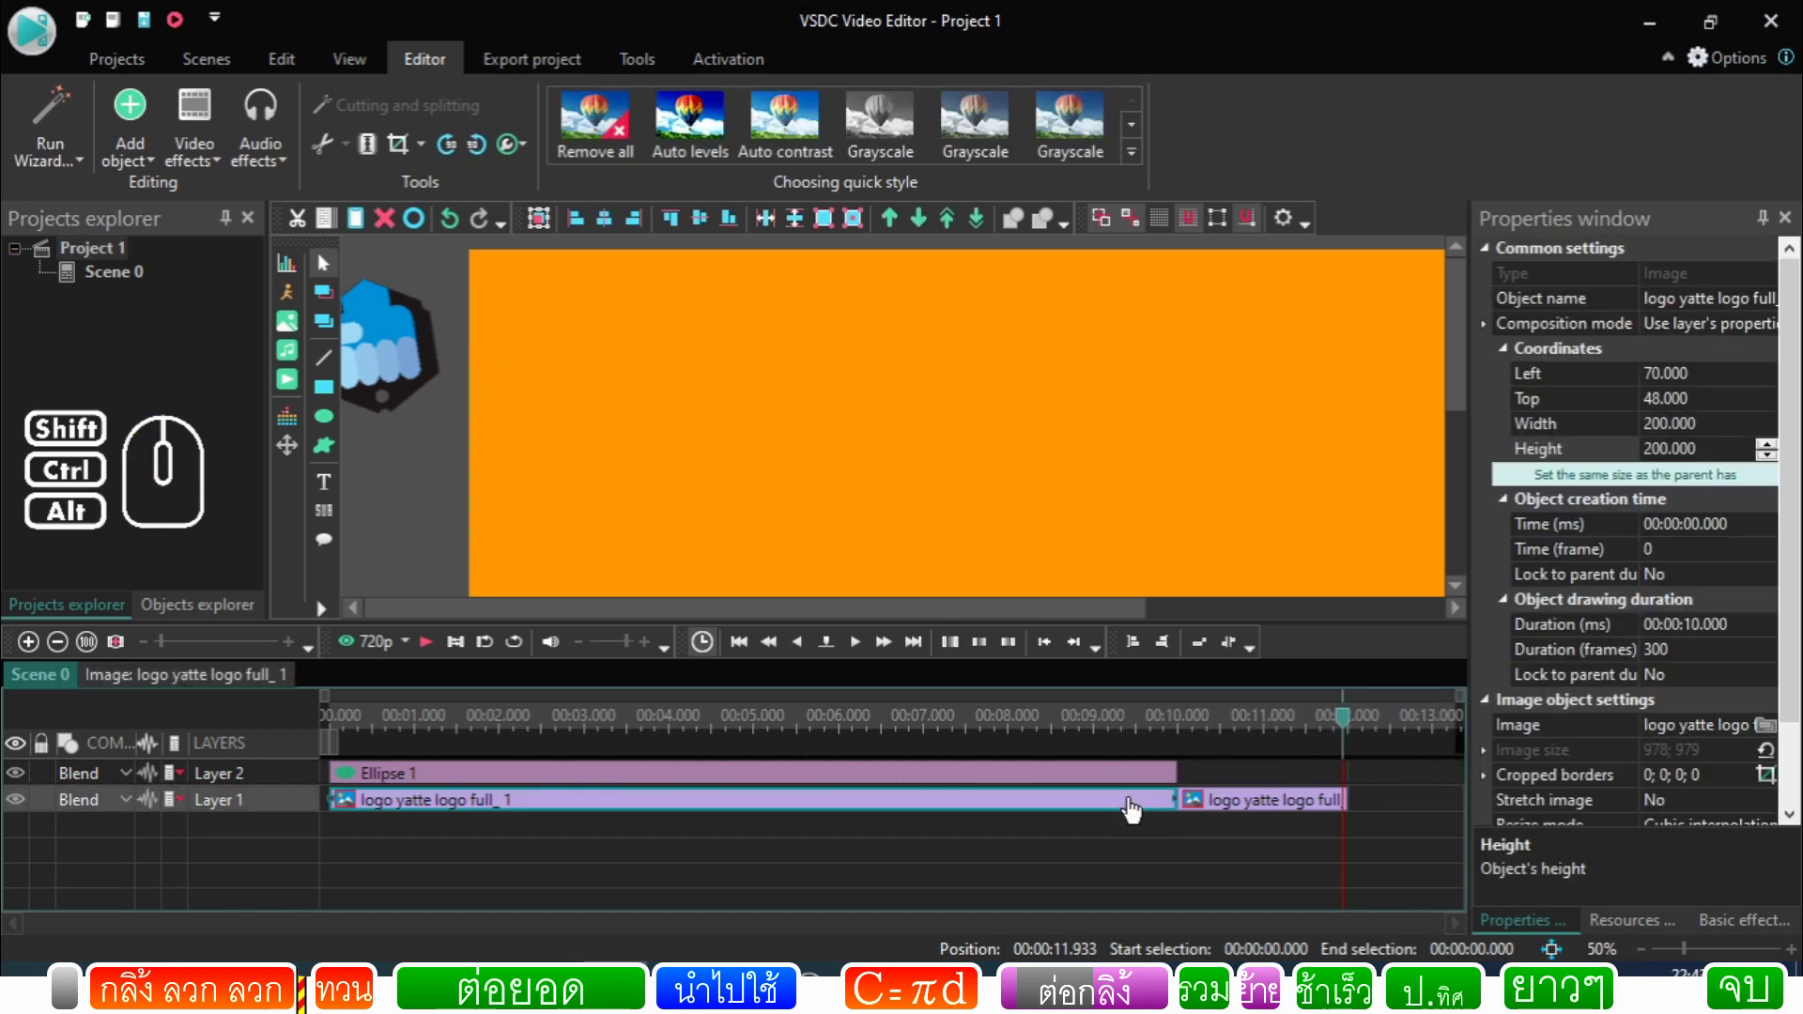
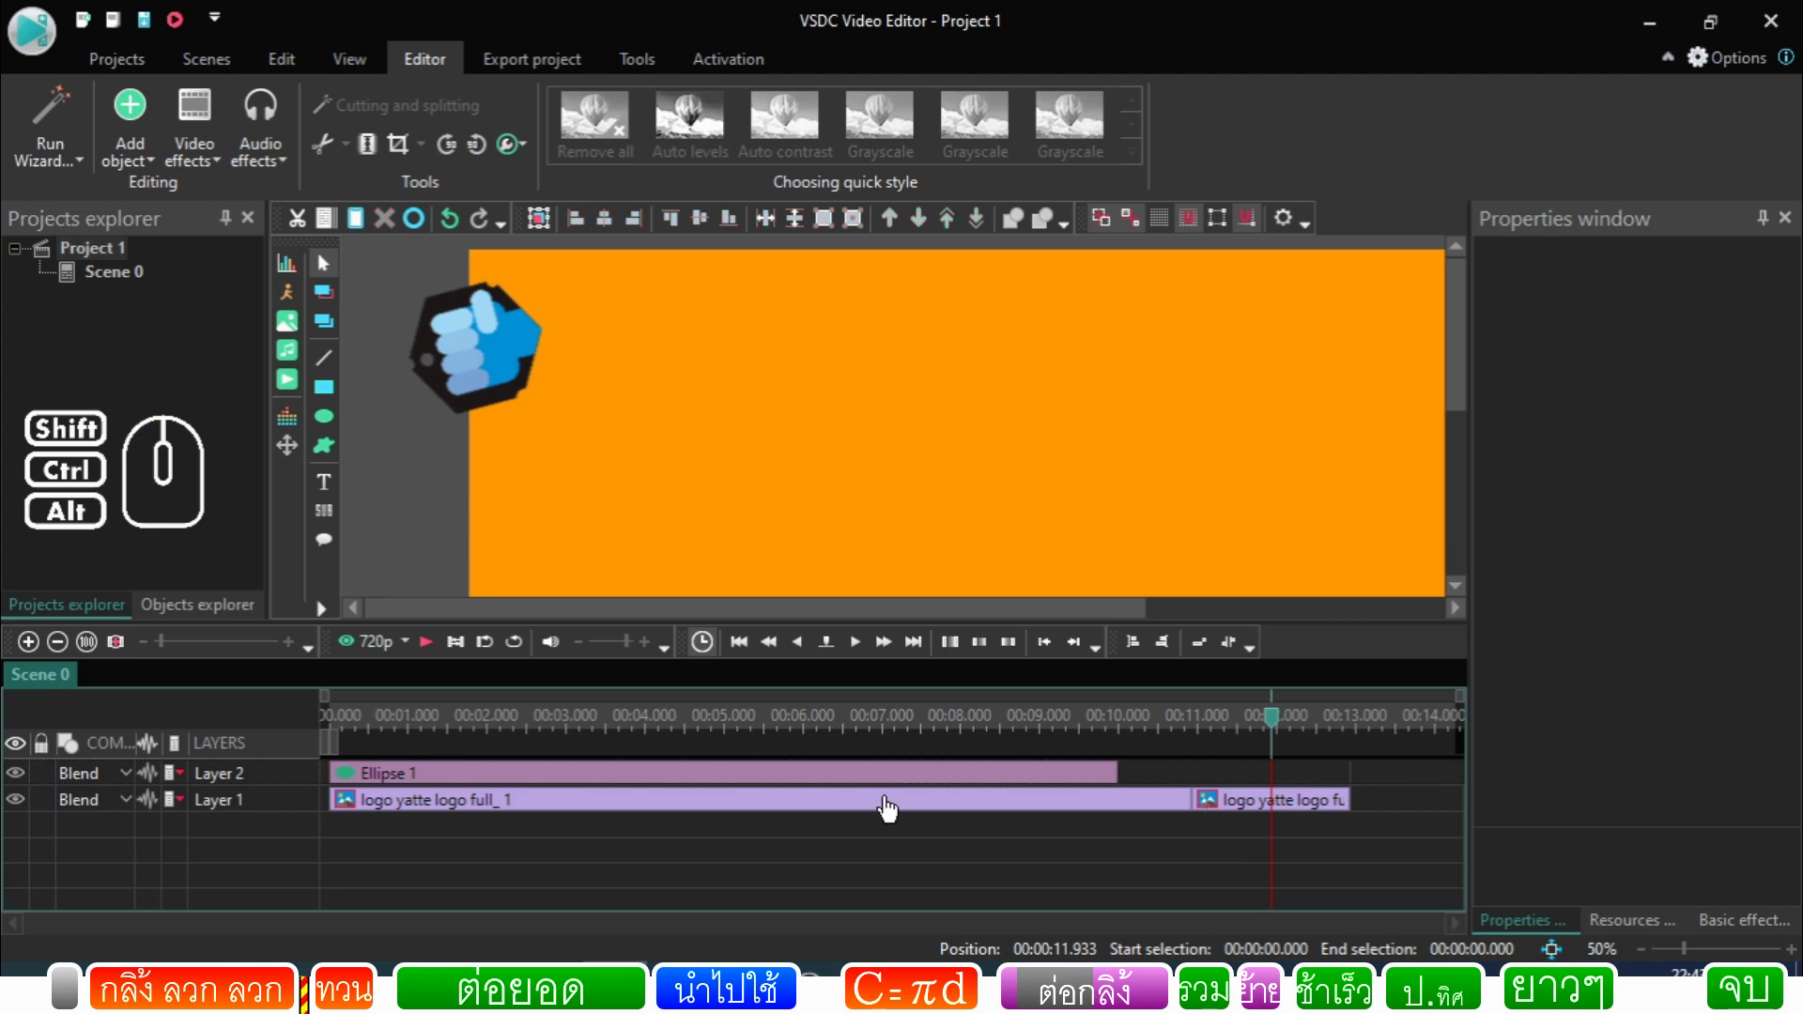
left_click(852, 808)
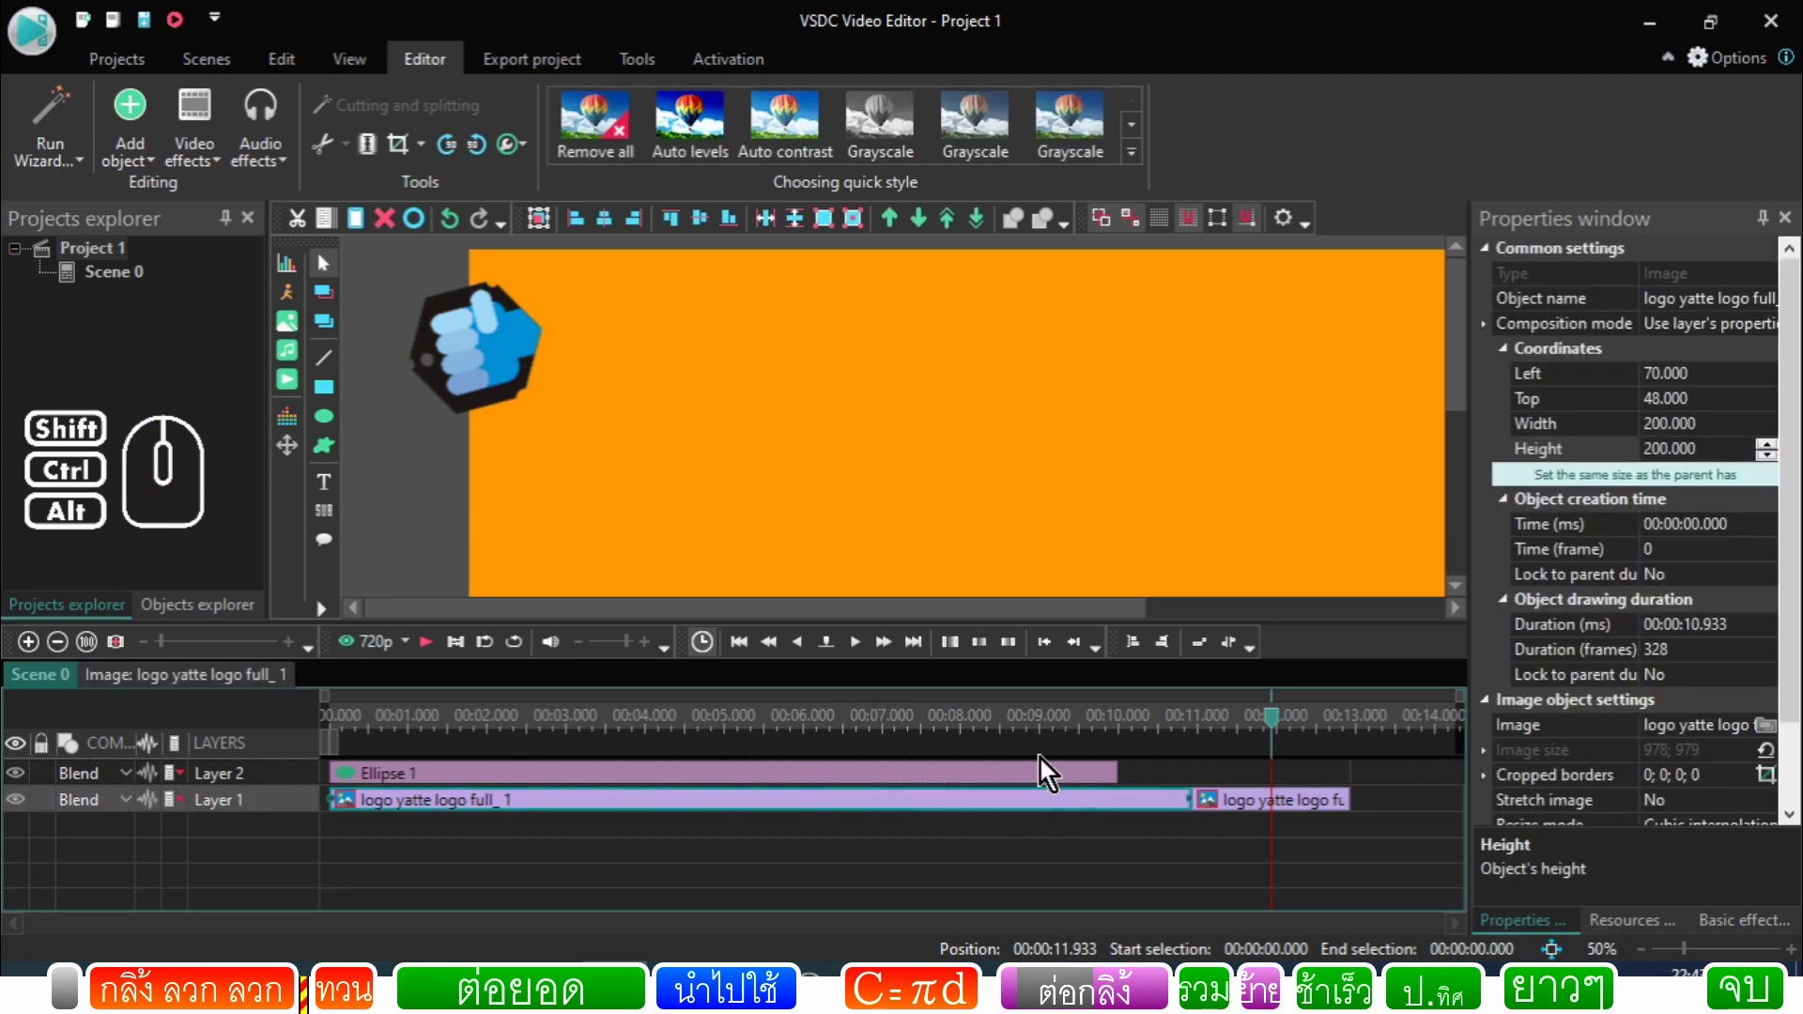
left_click(1190, 738)
left_click(1225, 734)
left_click(1137, 735)
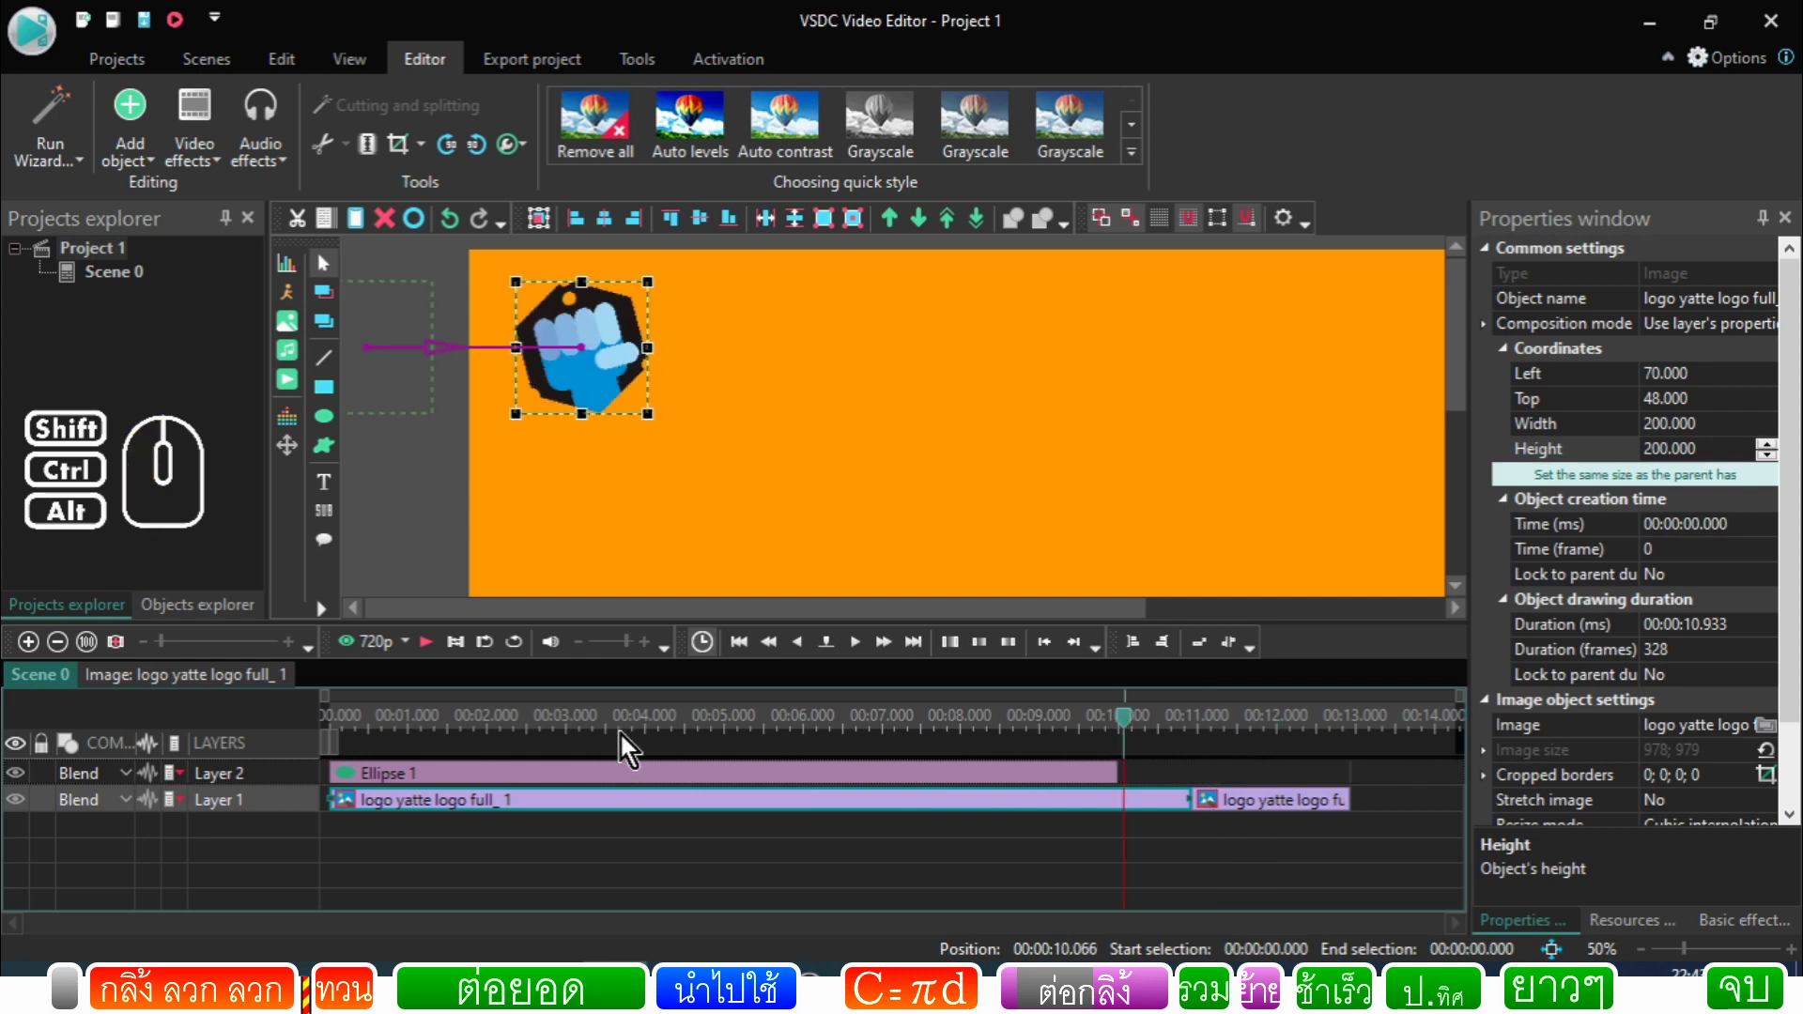
Step: Scrub to about 3 seconds and select Ellipse 1 to view its 200x200, 10-second properties
left_click_drag(614, 614, 986, 627)
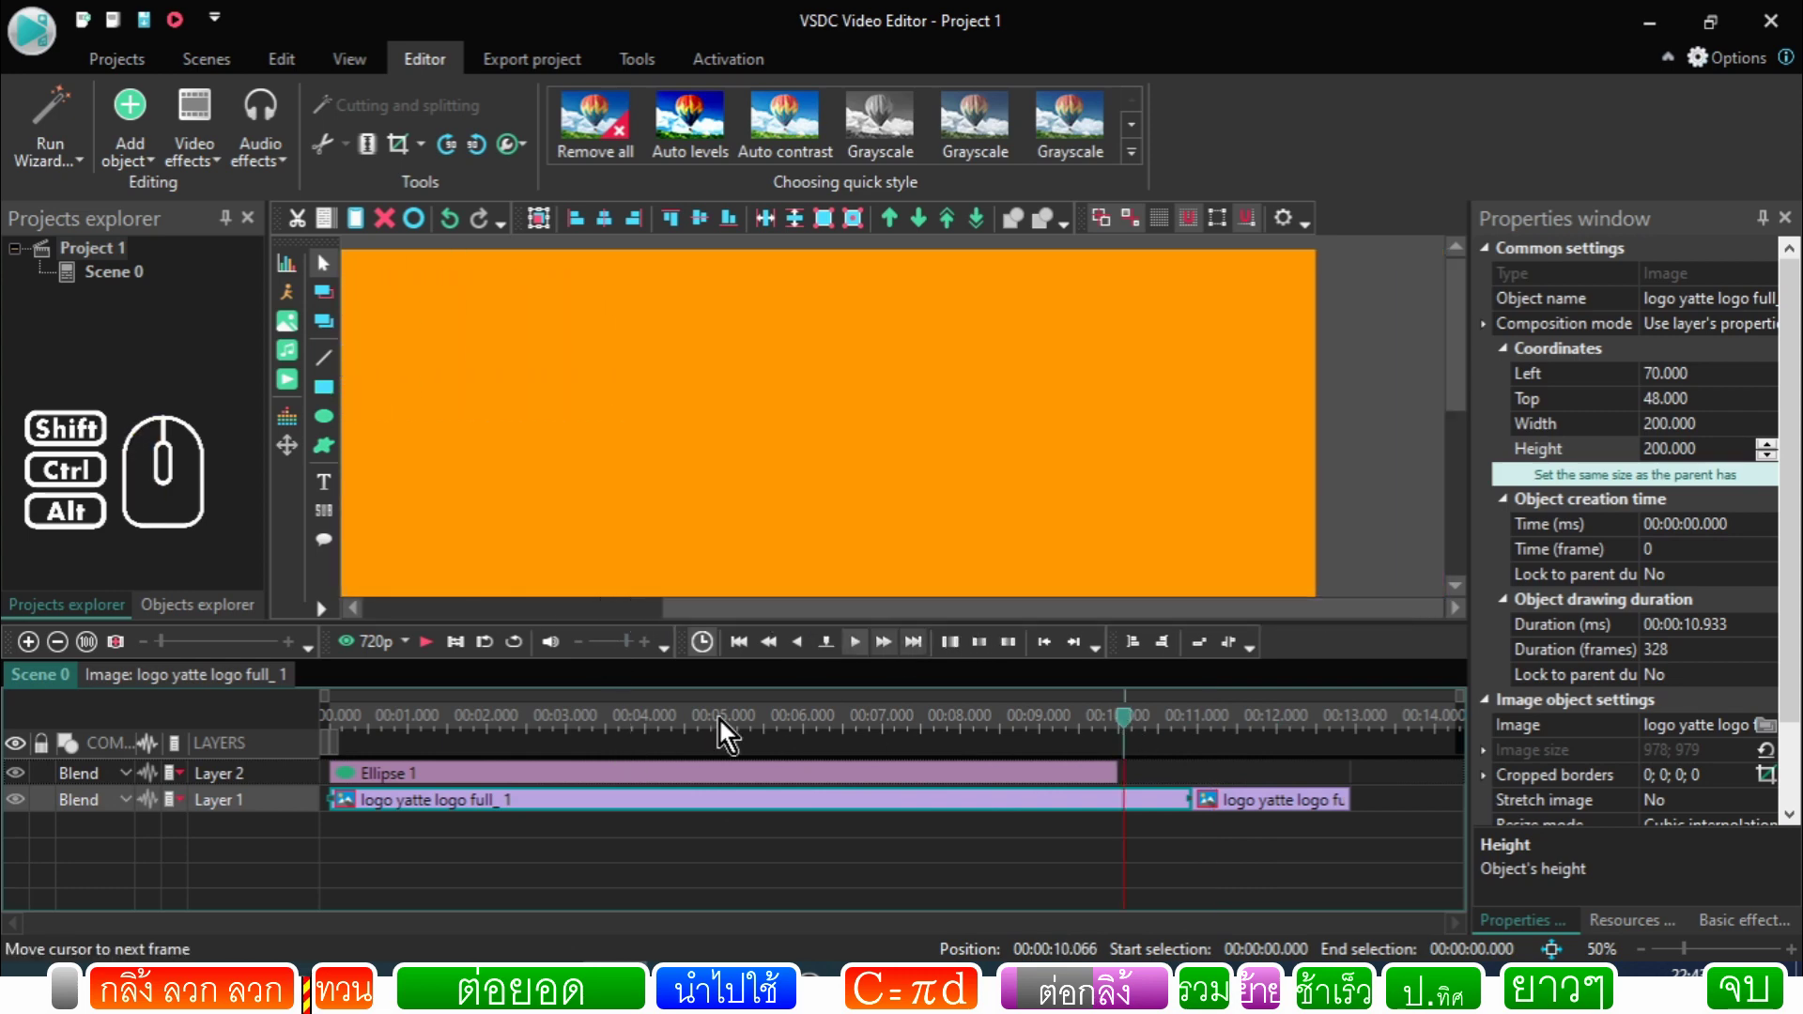
left_click(589, 726)
left_click(591, 783)
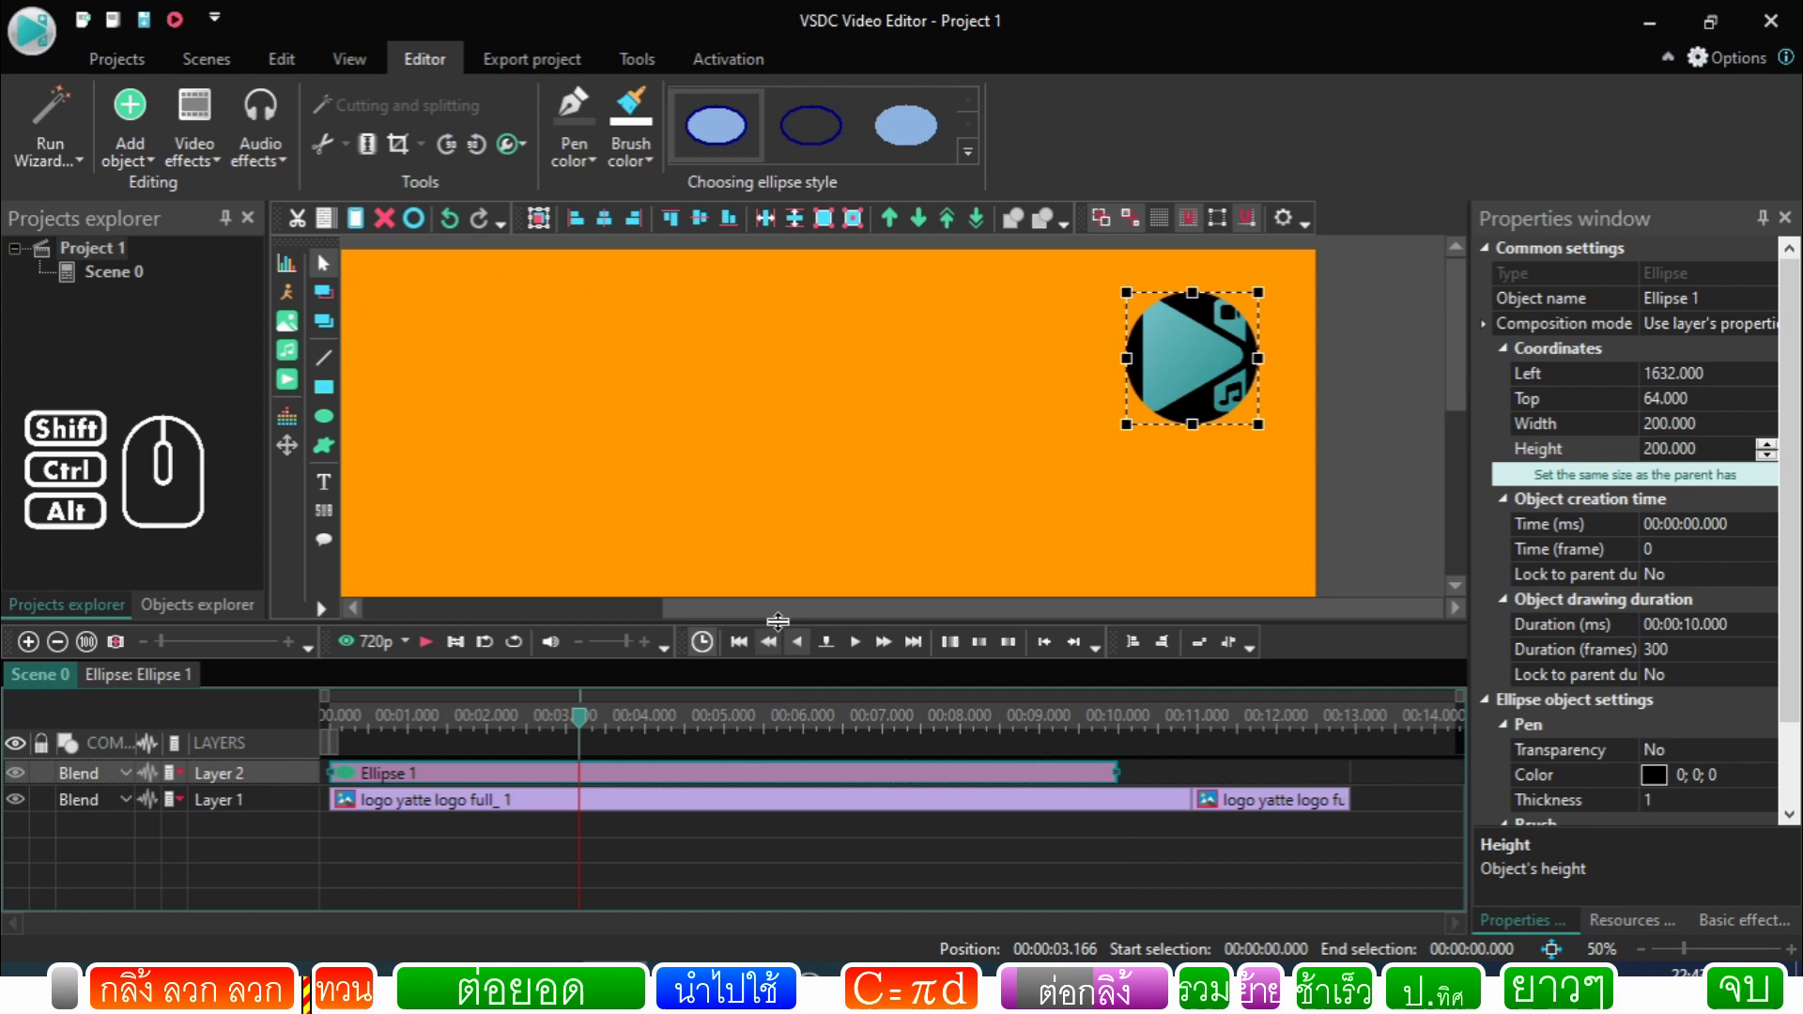
left_click_drag(798, 621, 942, 613)
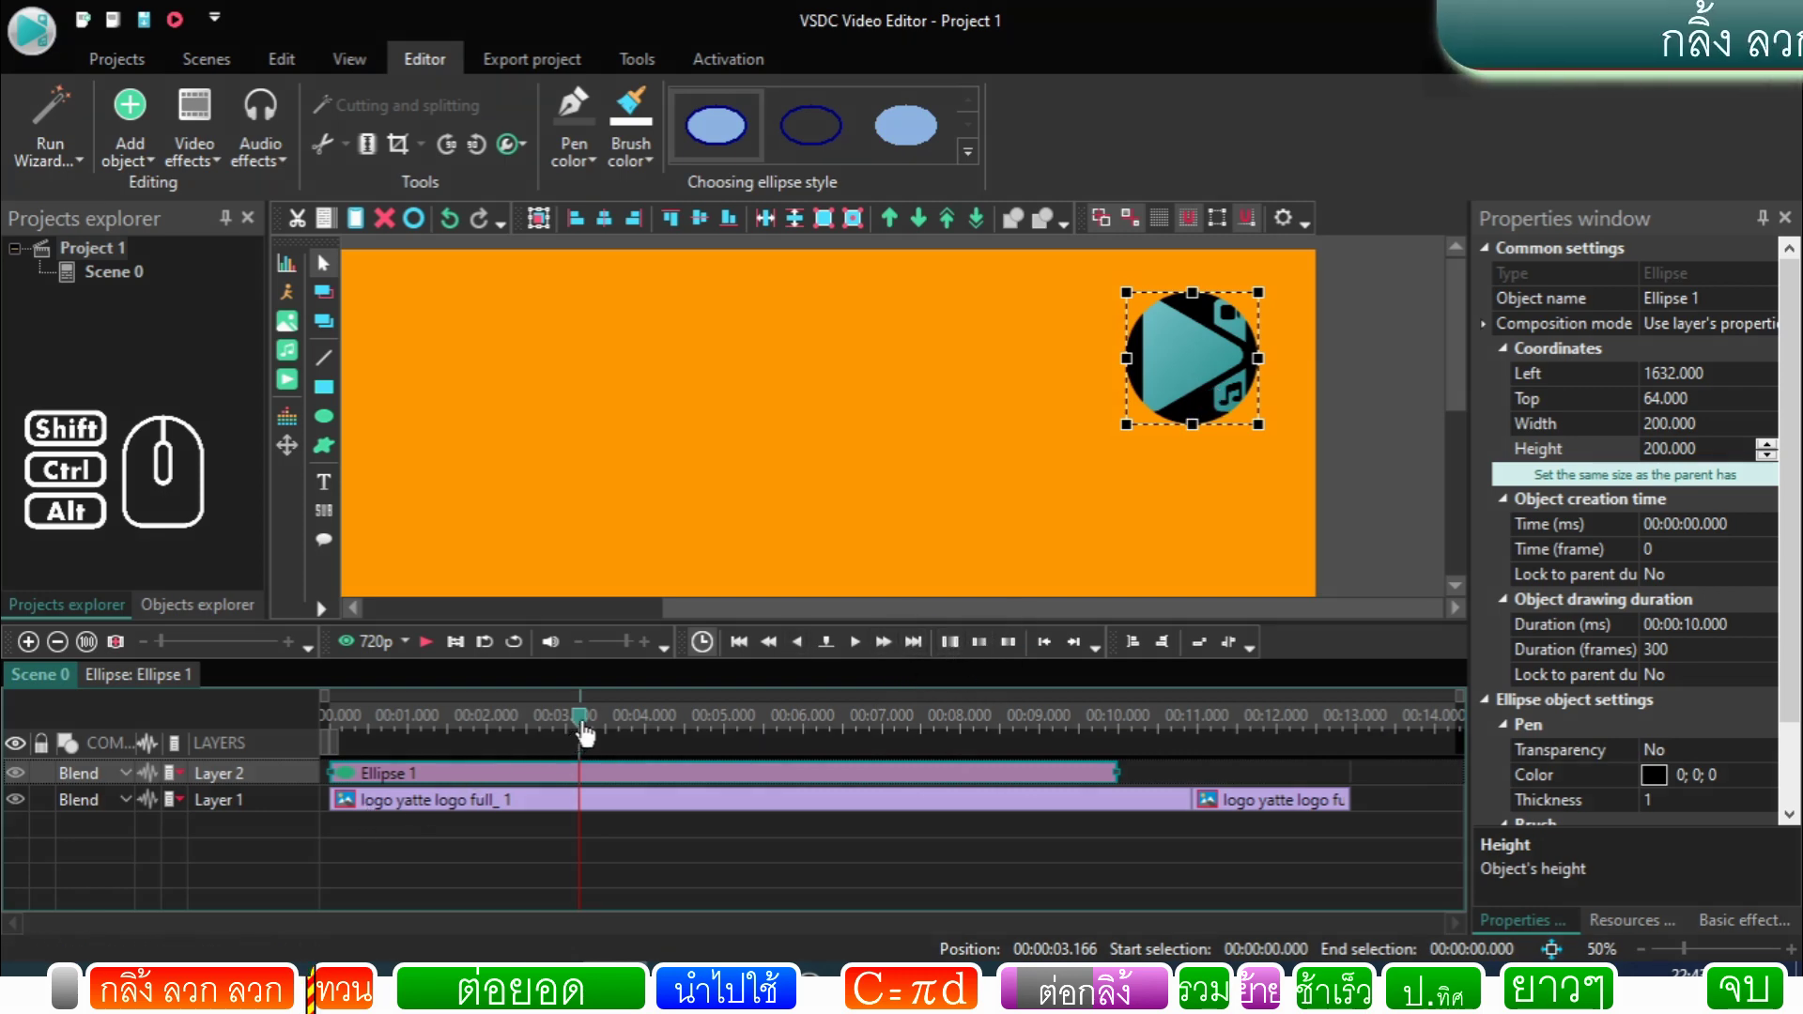
Step: Set Ellipse 1's Left to 1984 and add a Movement object inside it from the playhead
left_click(577, 734)
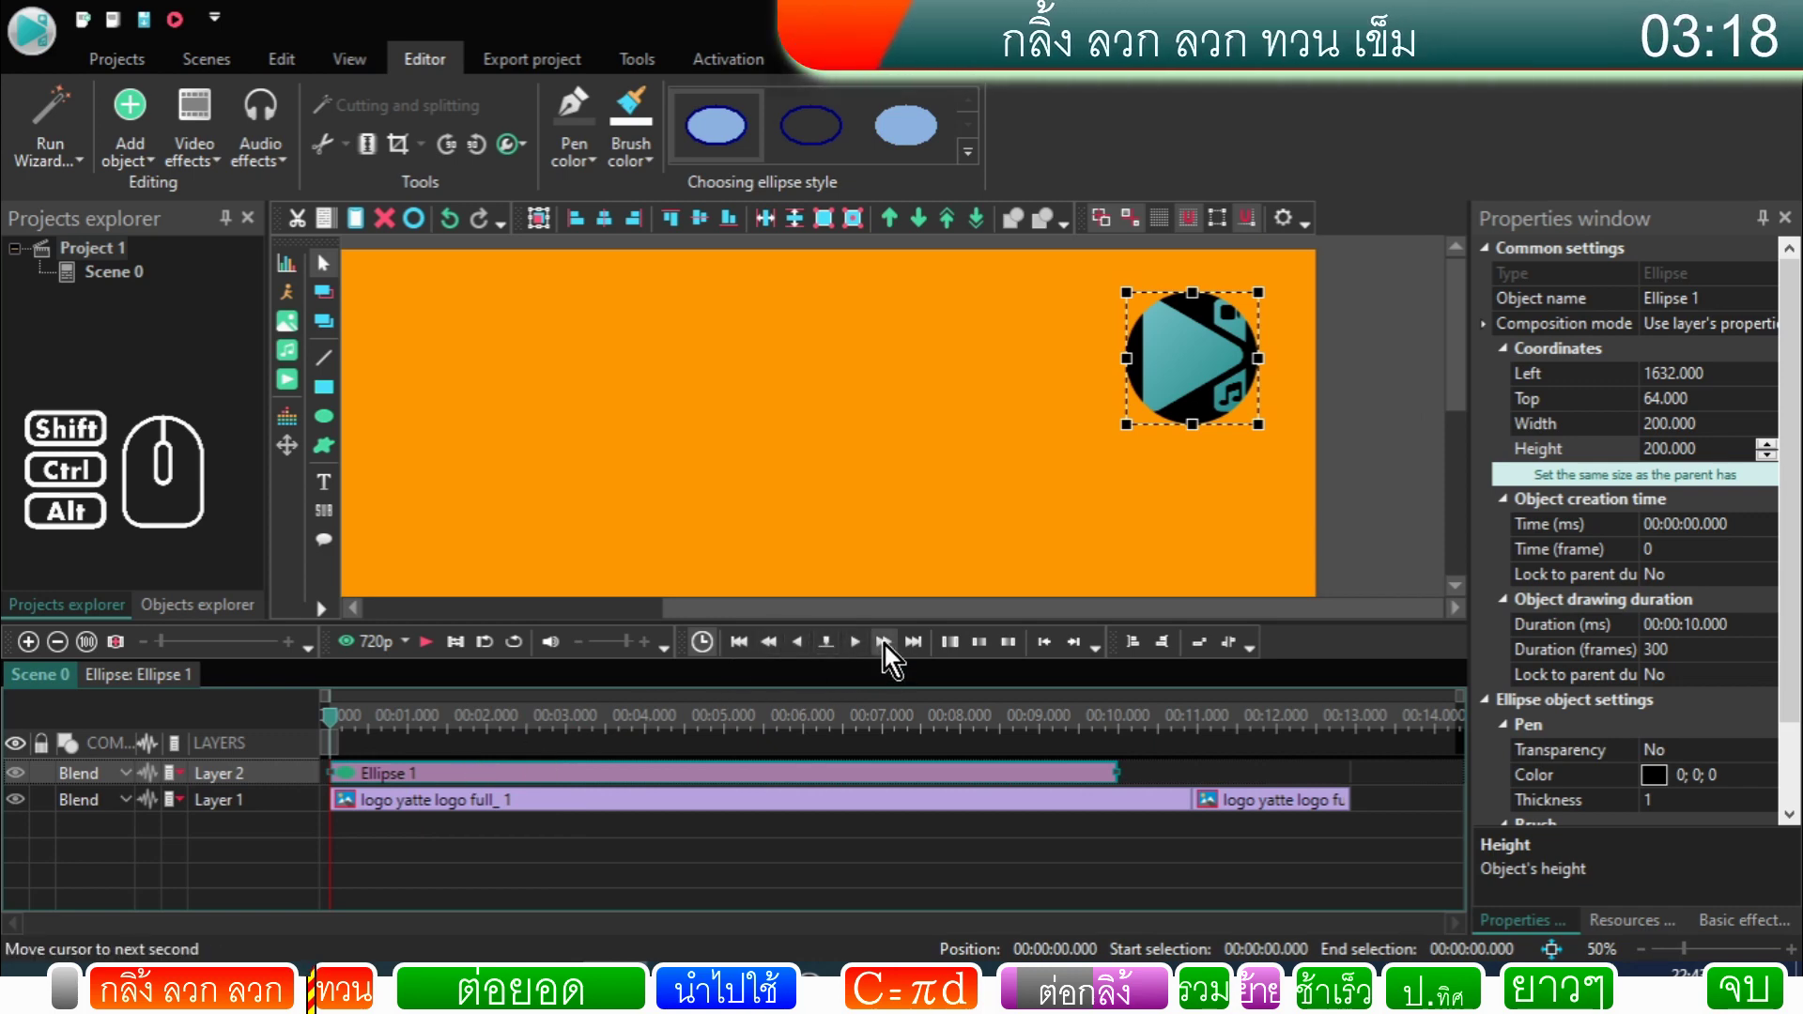
left_click(894, 653)
left_click(895, 653)
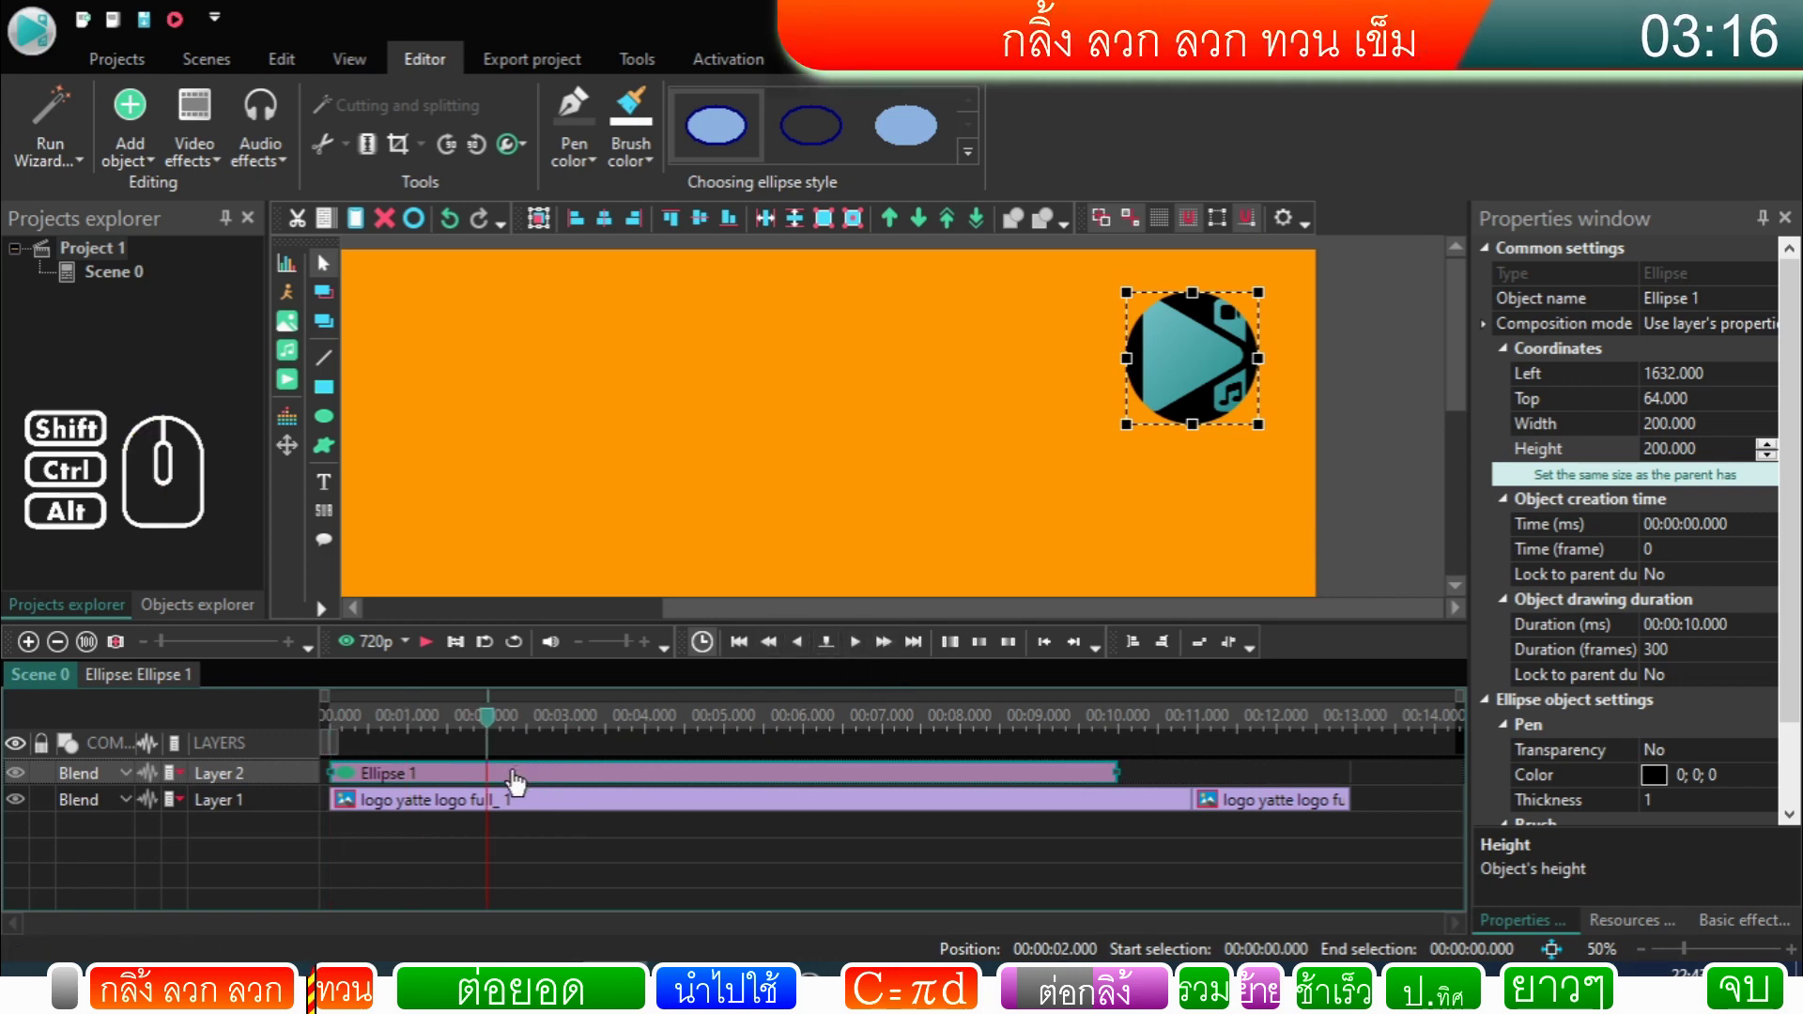
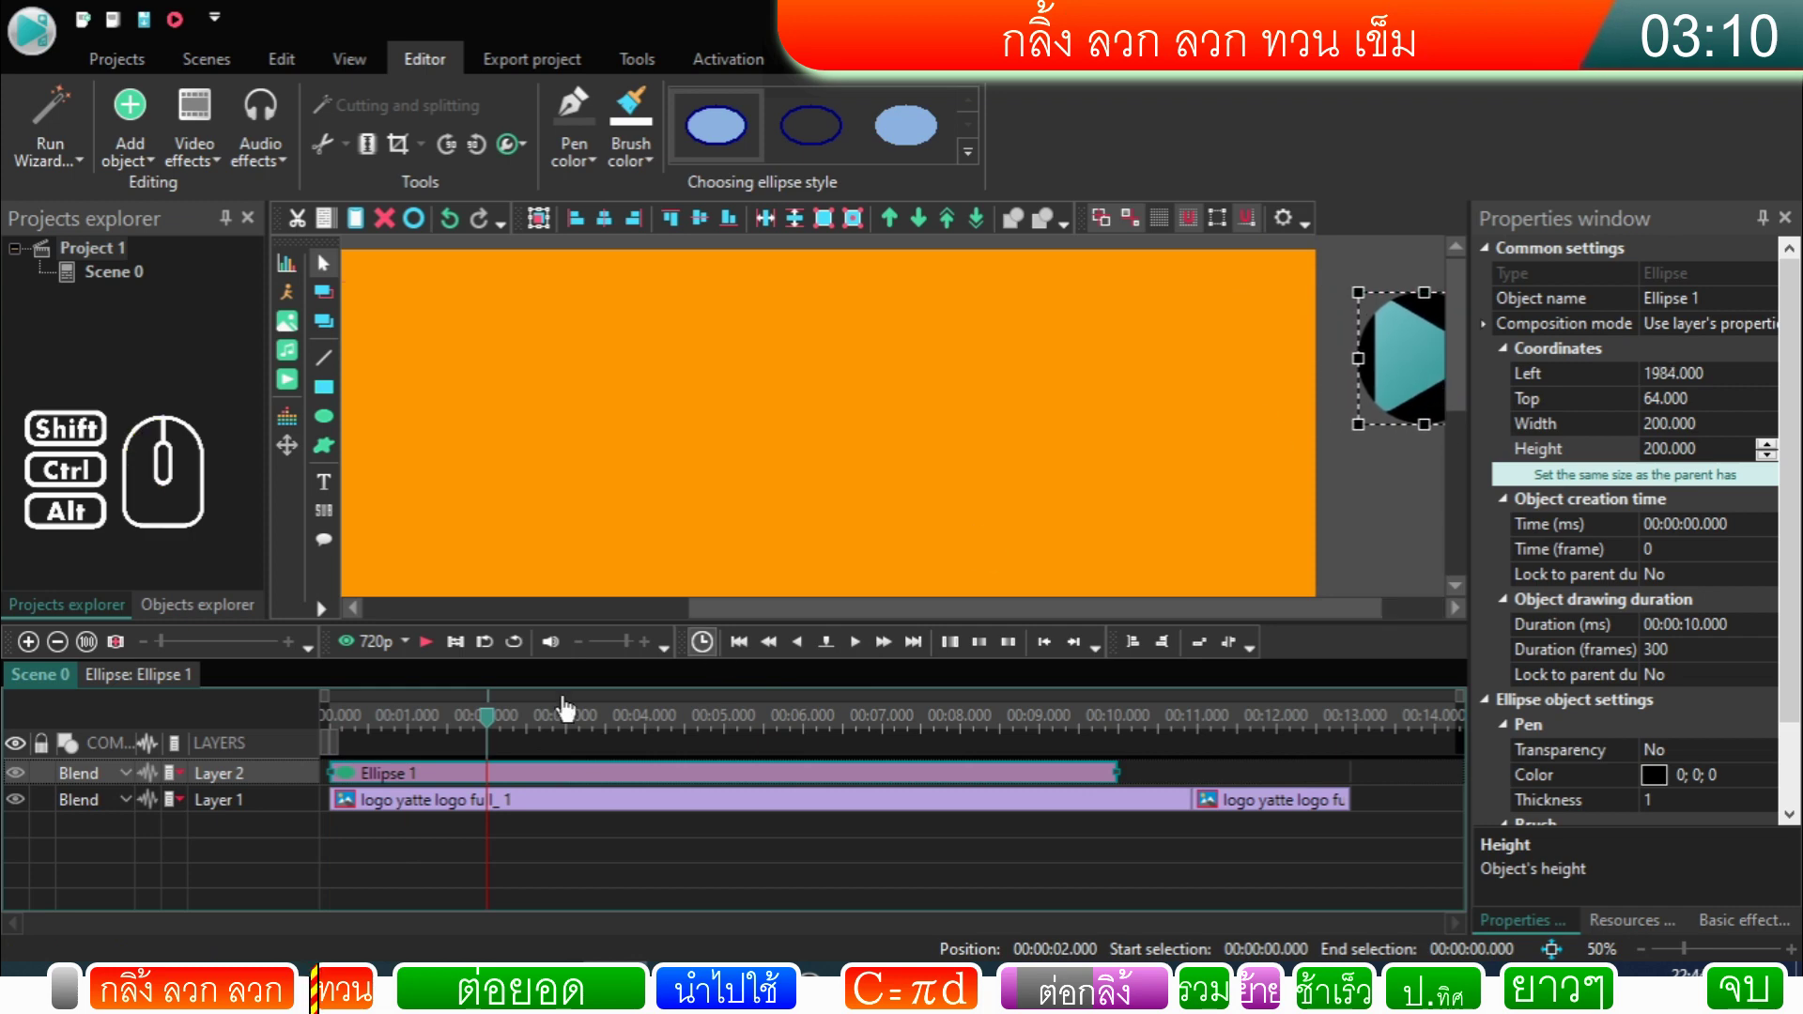
double_click(461, 778)
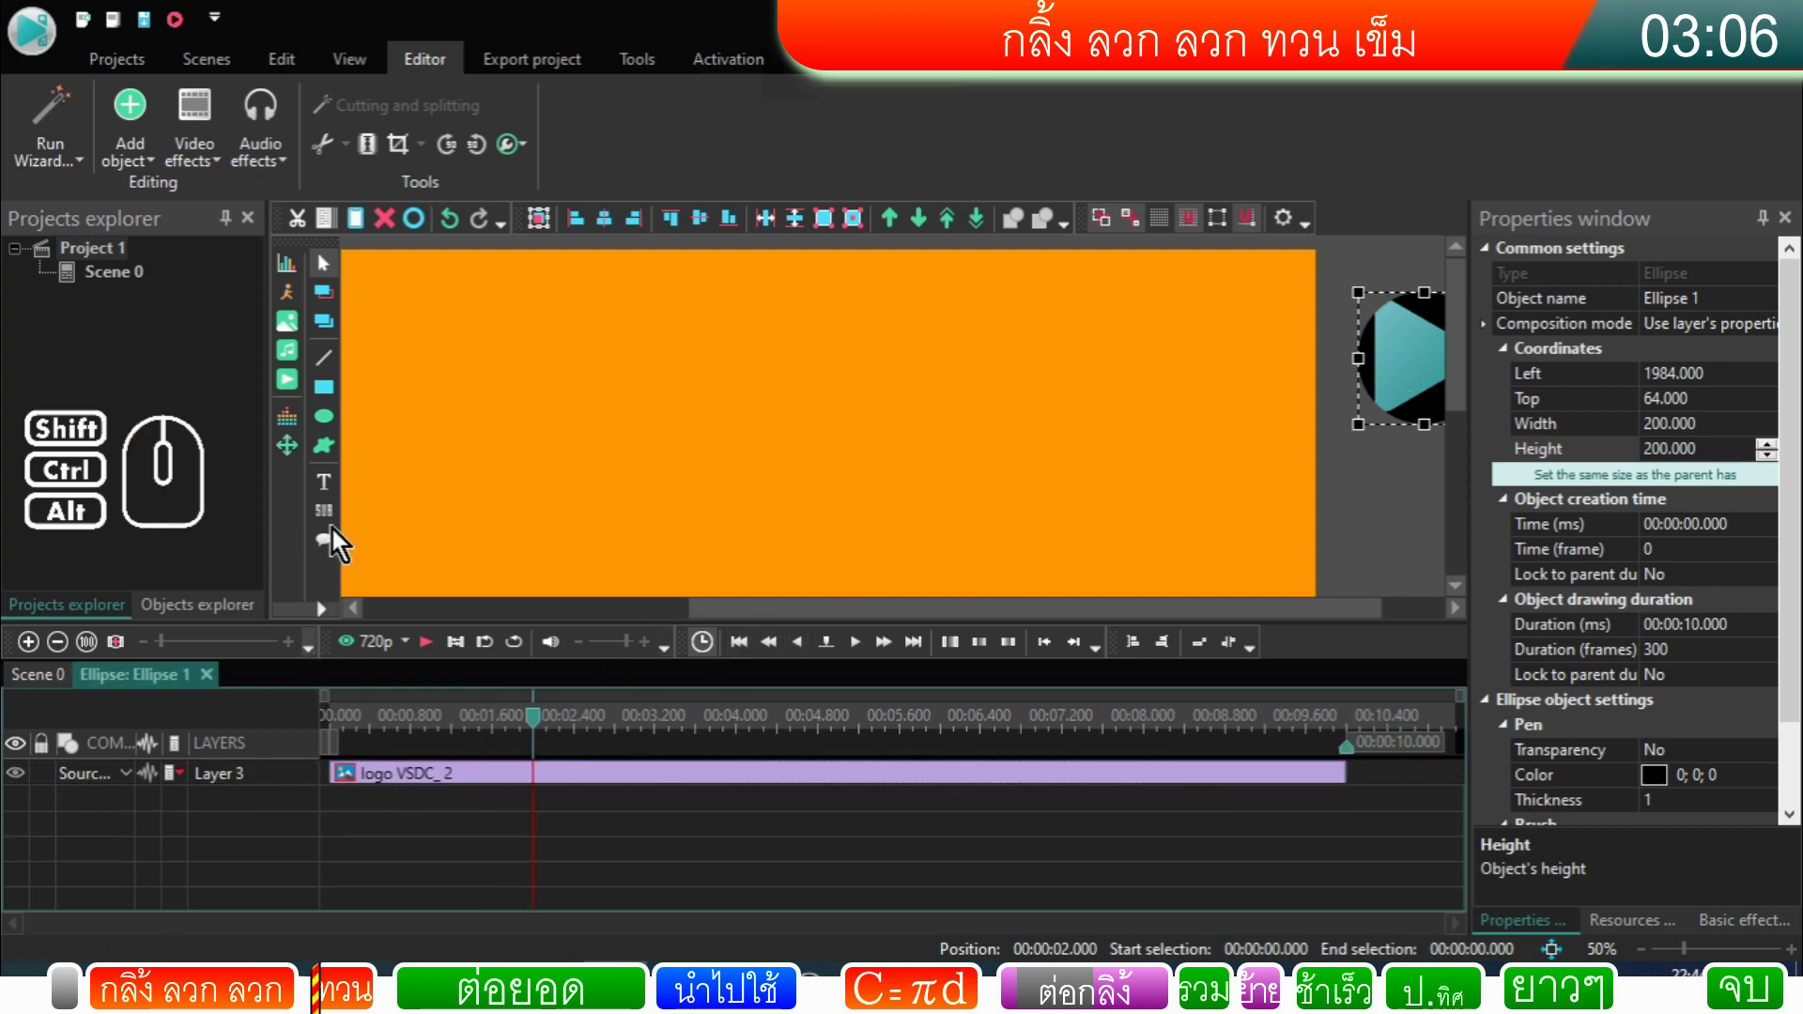
left_click(300, 454)
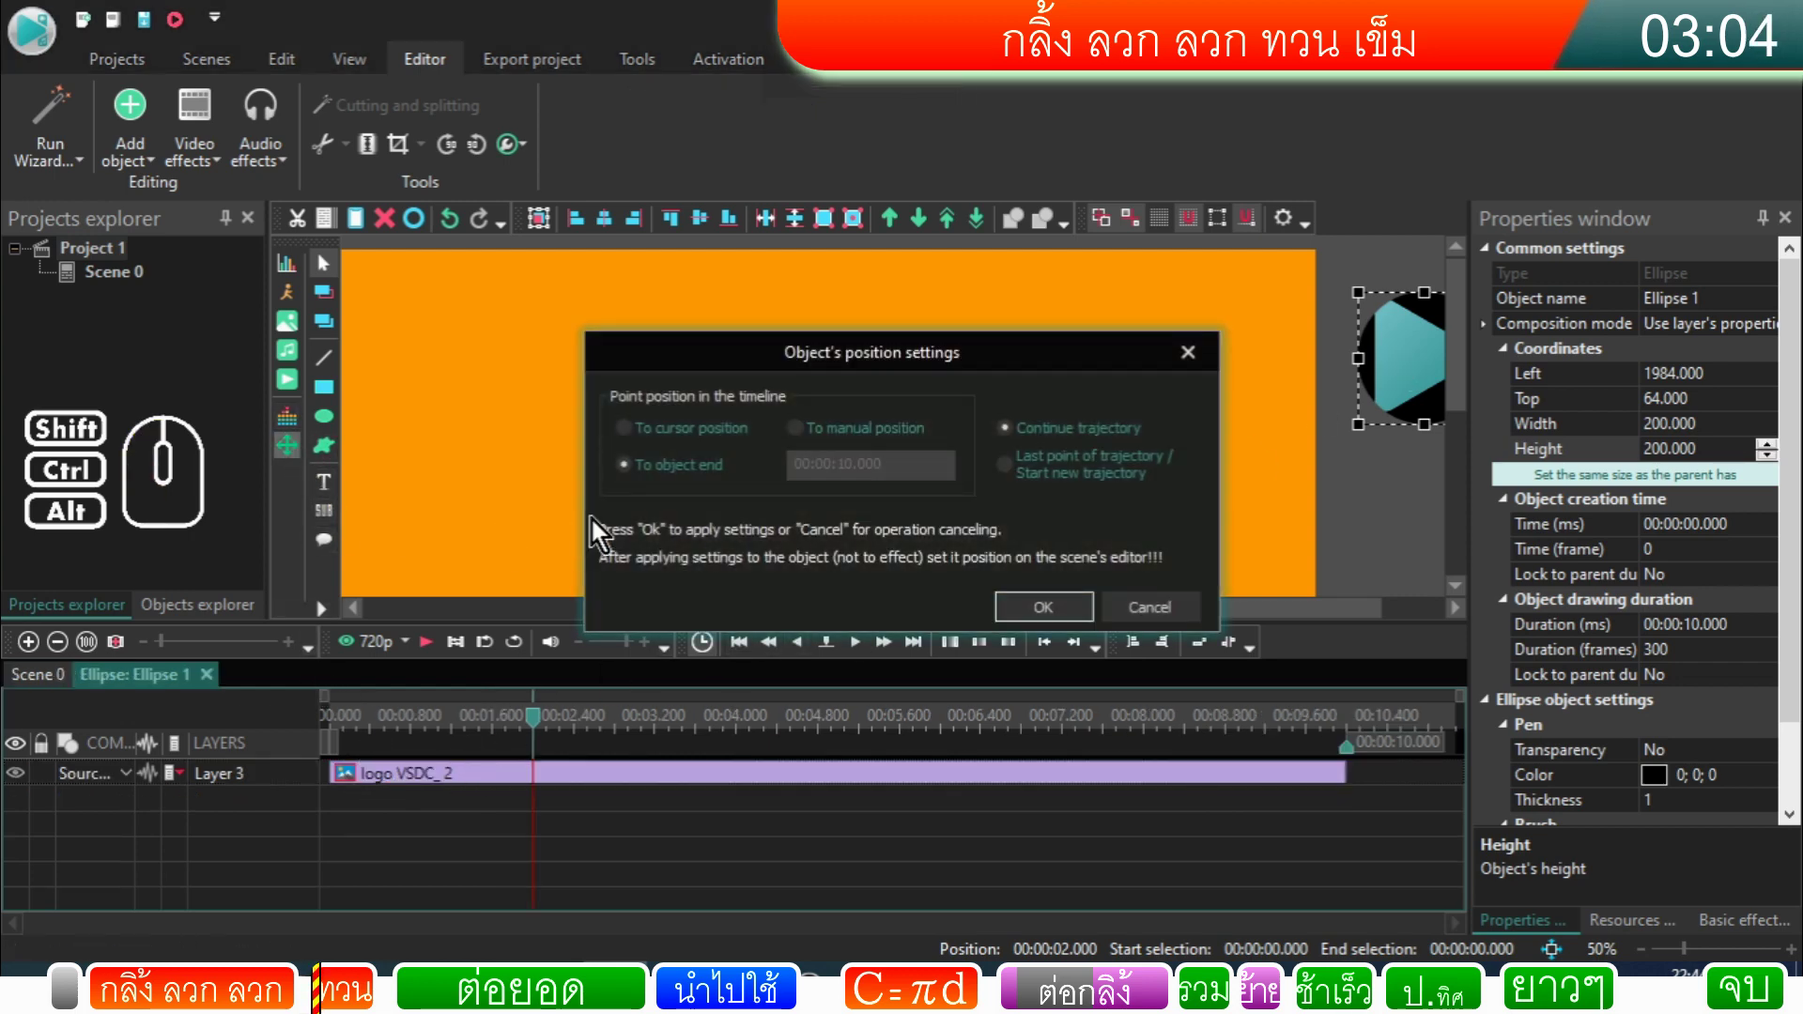
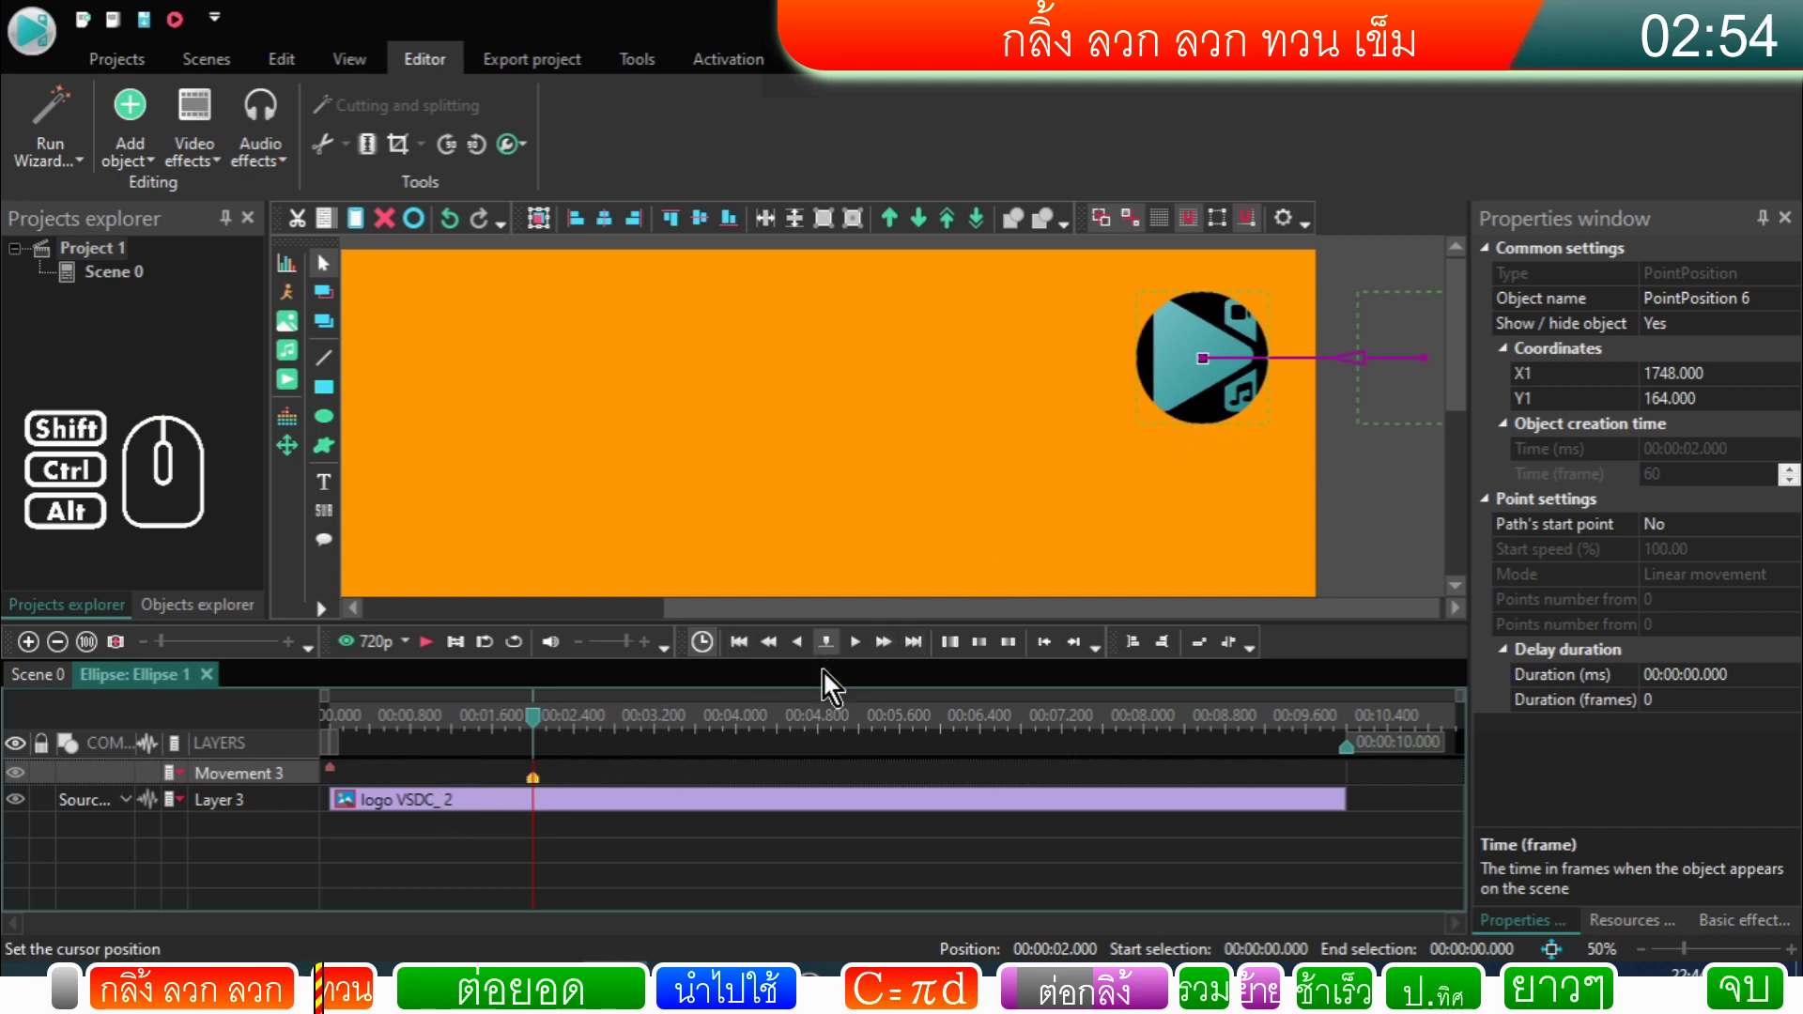
Step: Add a Transforms > Rotate video effect to the logo, accepting the position settings
left_click(200, 135)
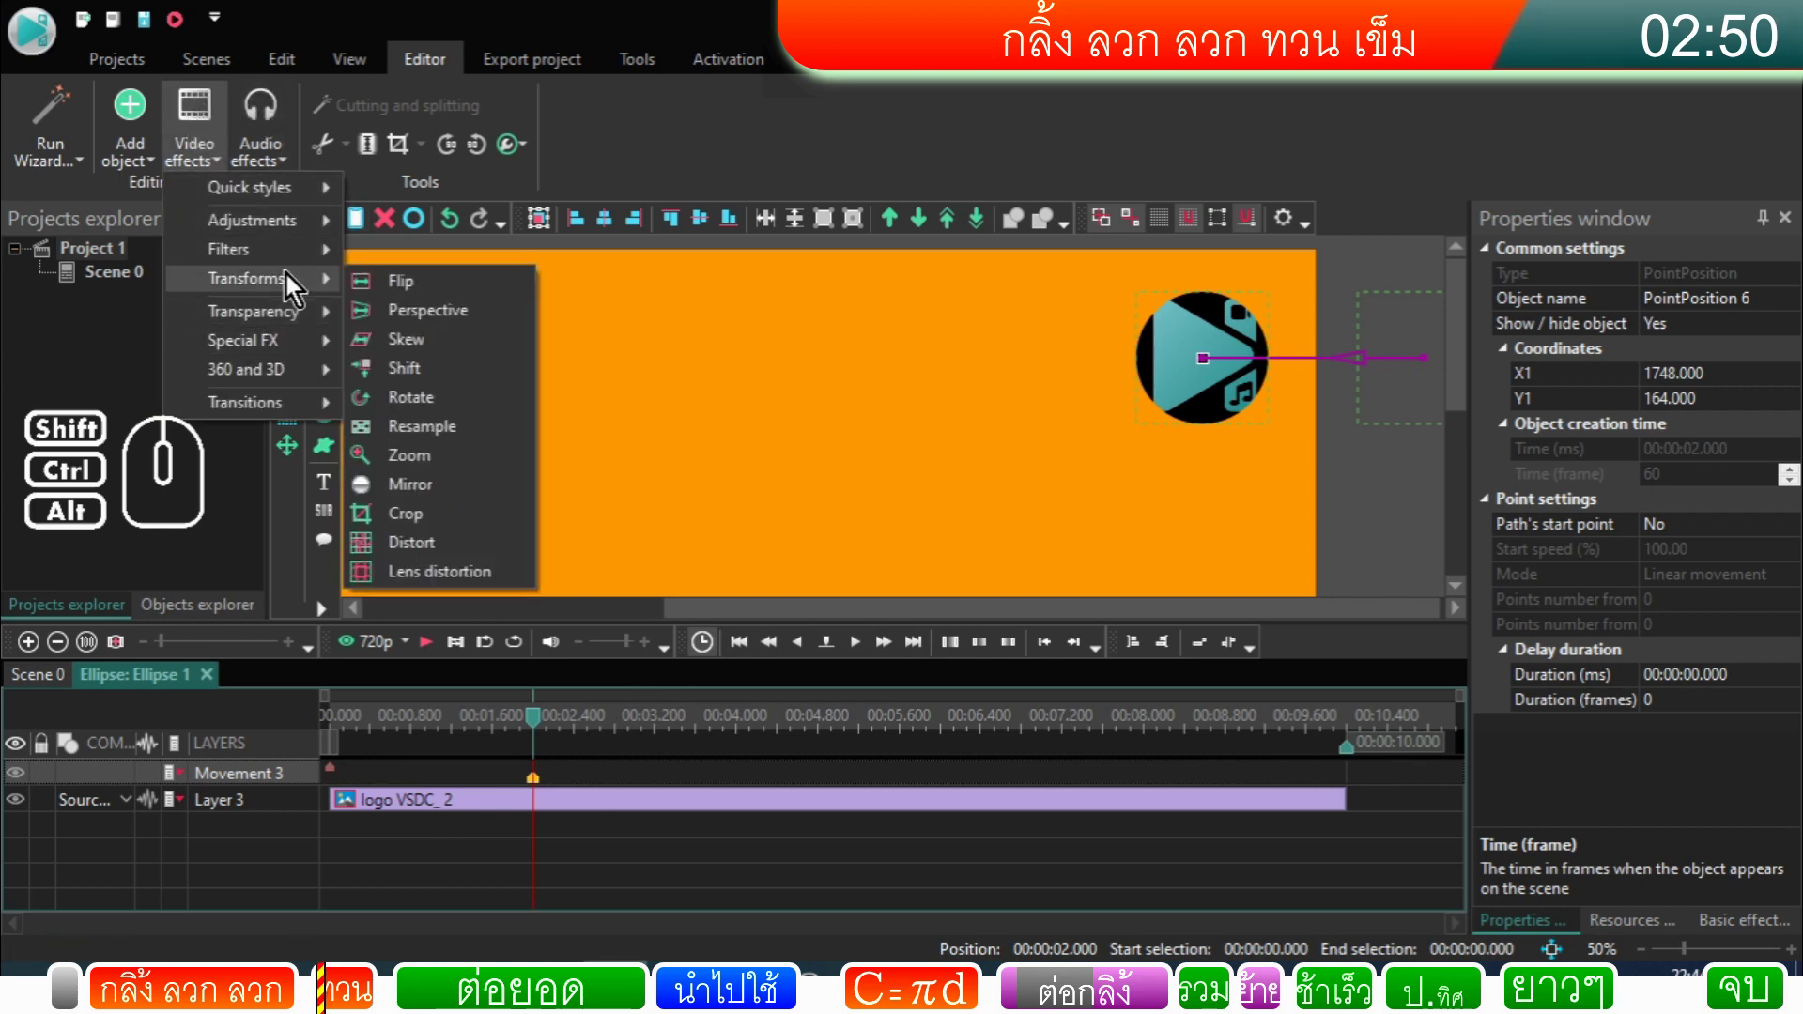
left_click(431, 422)
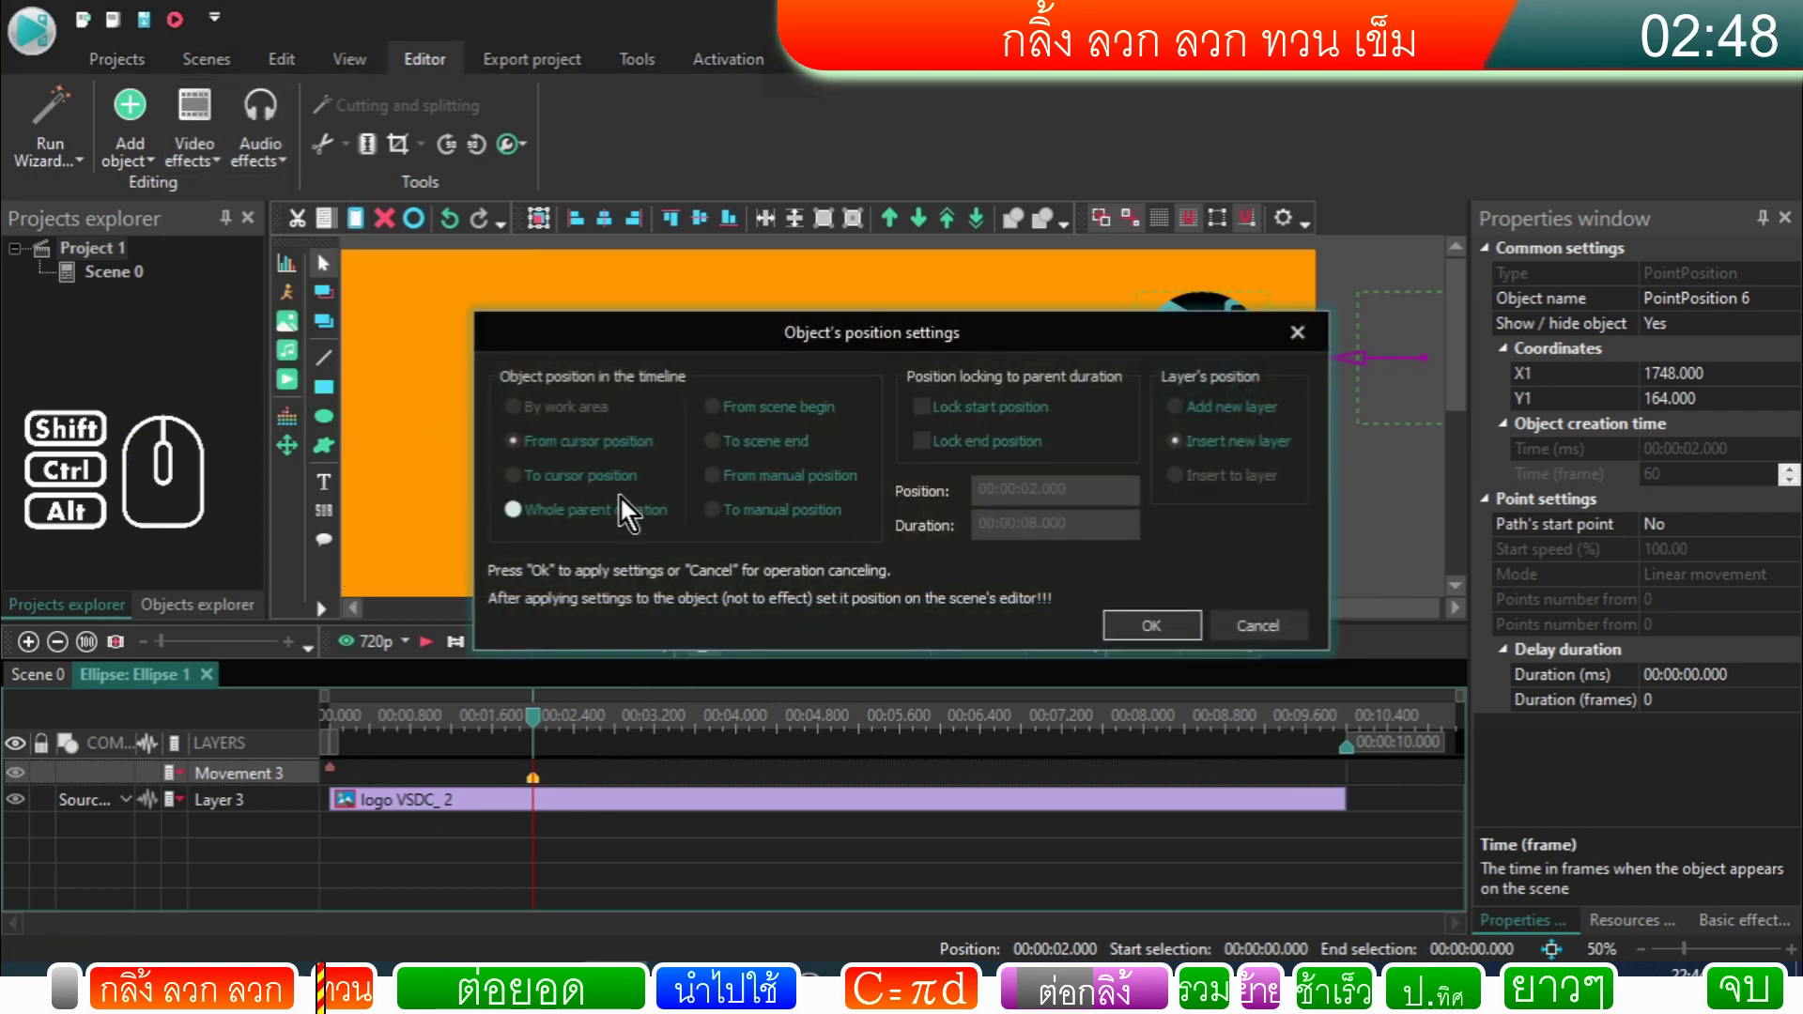
left_click(599, 487)
left_click(1136, 636)
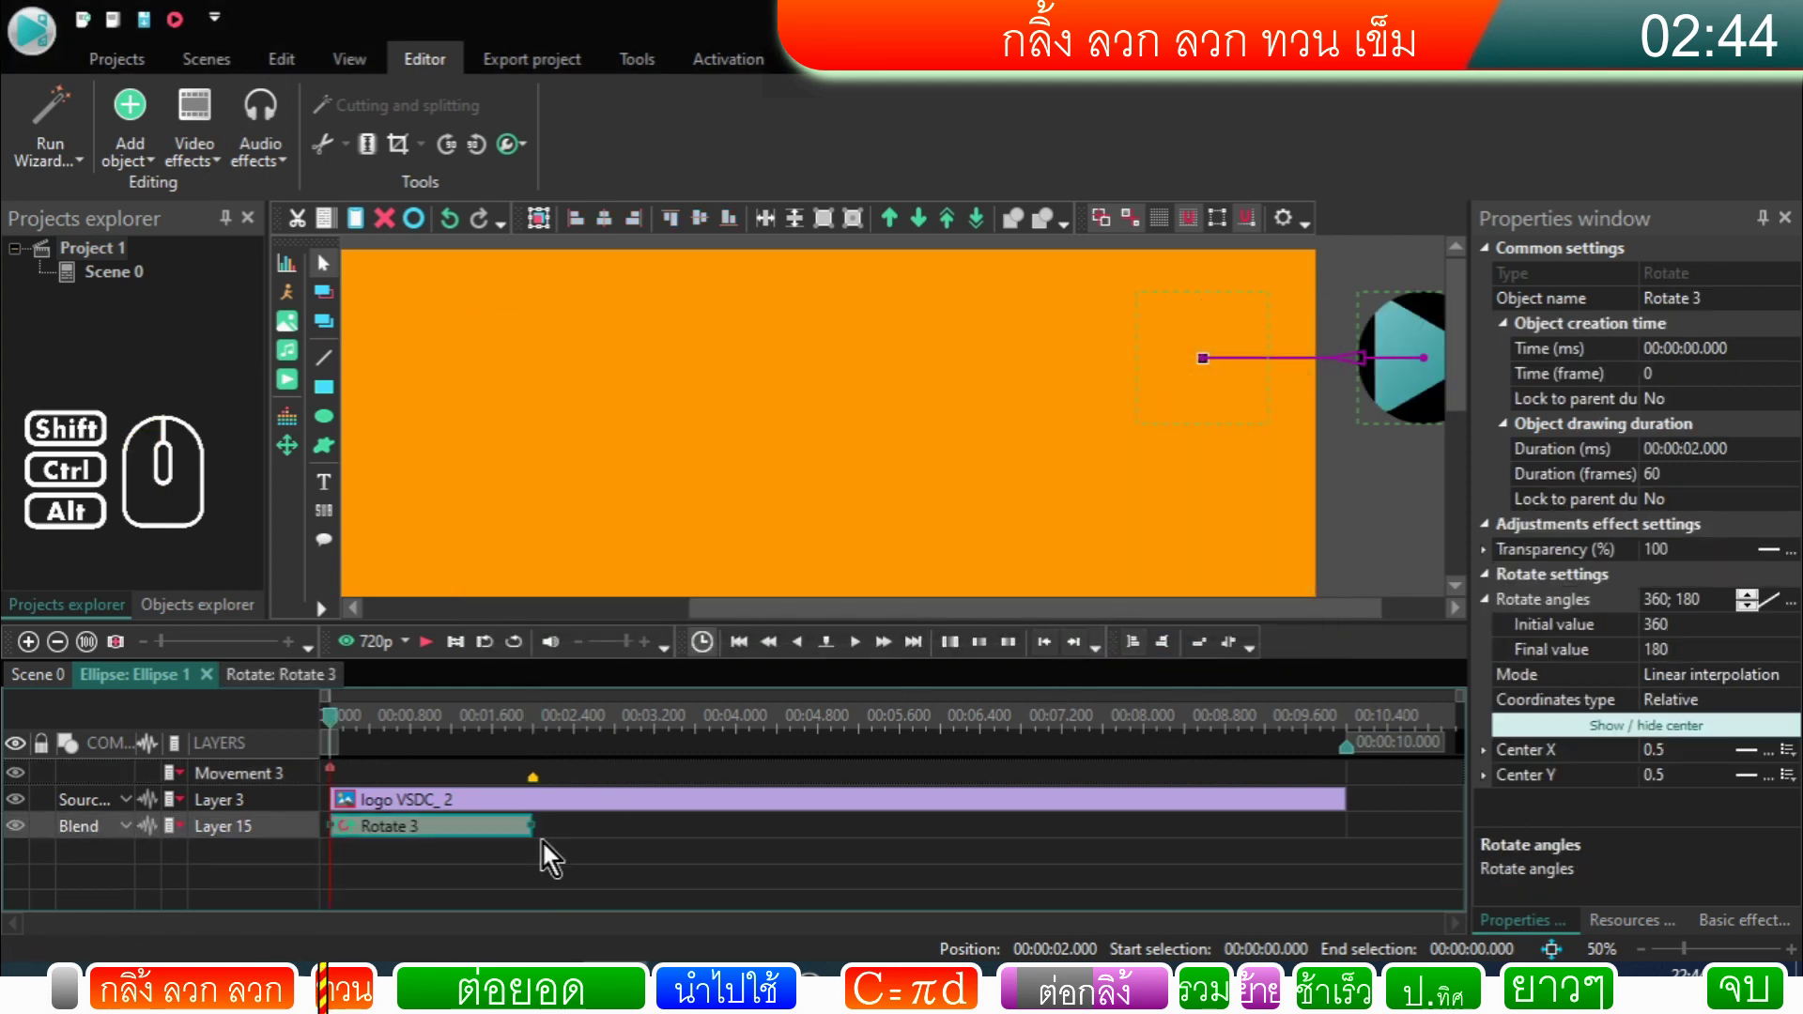
Step: Move the Rotate 3 layer above the logo layer inside the ellipse
left_click_drag(298, 836, 301, 832)
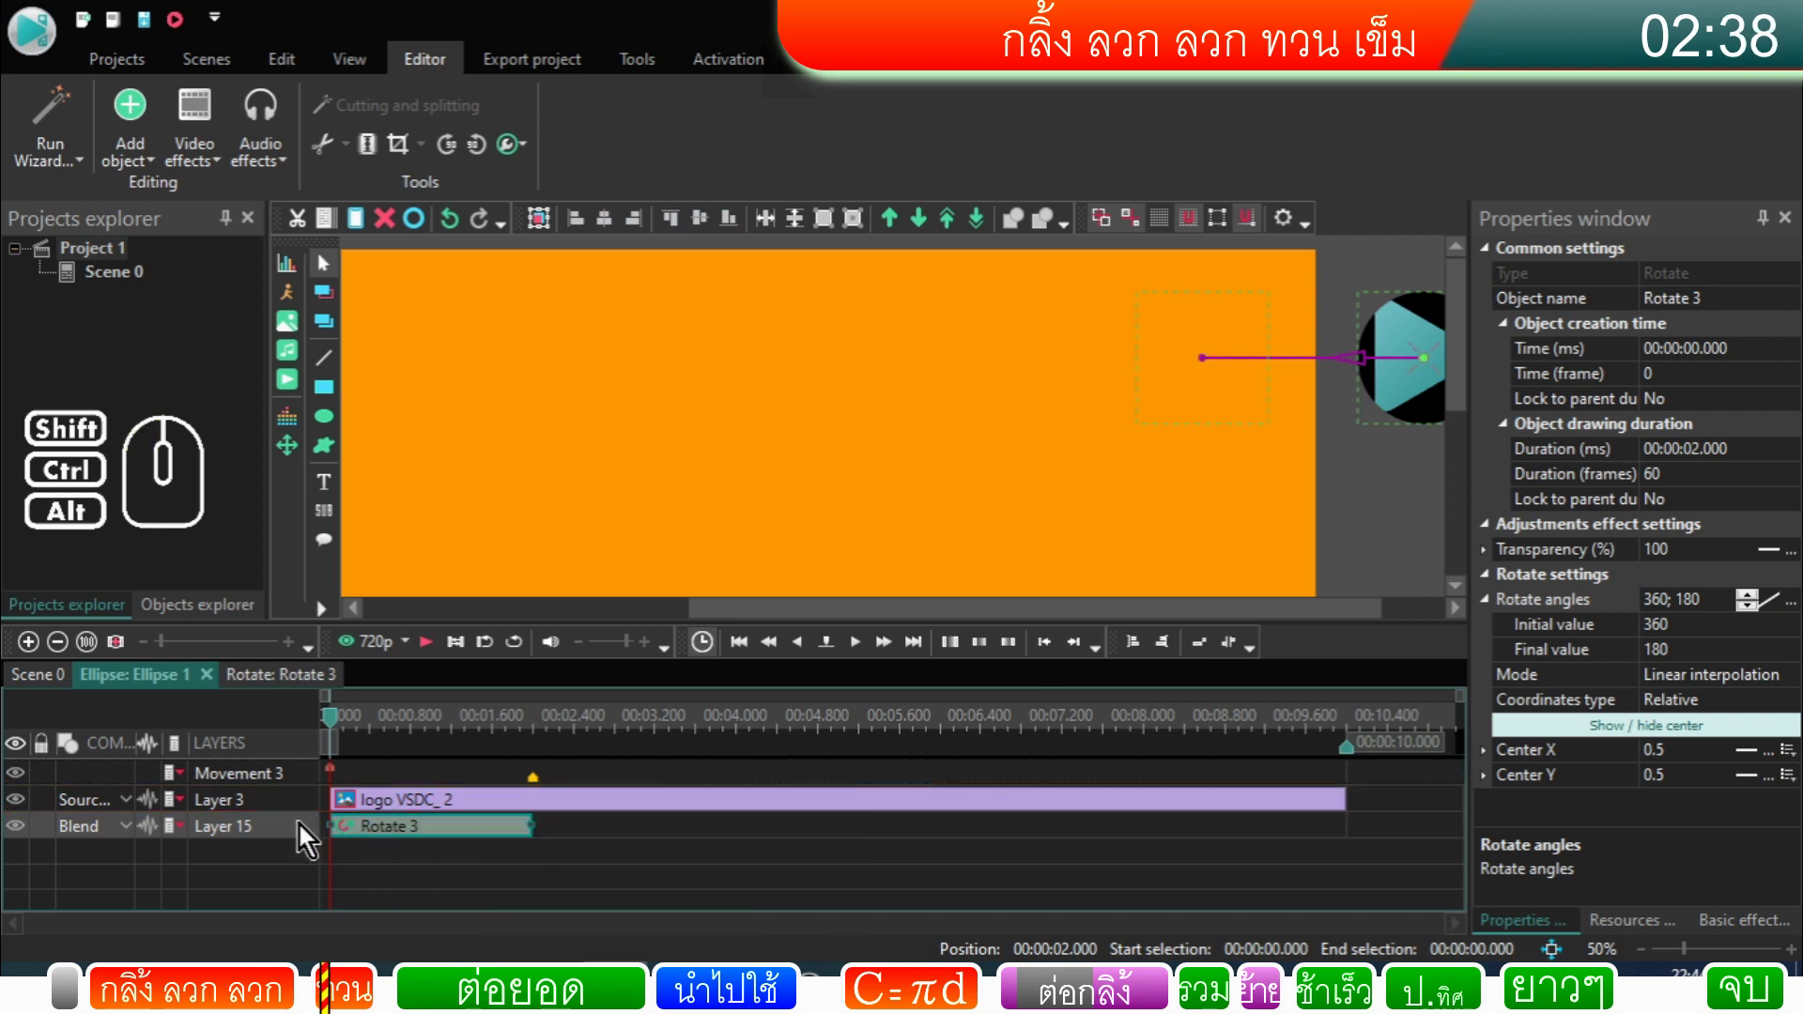
left_click_drag(303, 842, 307, 806)
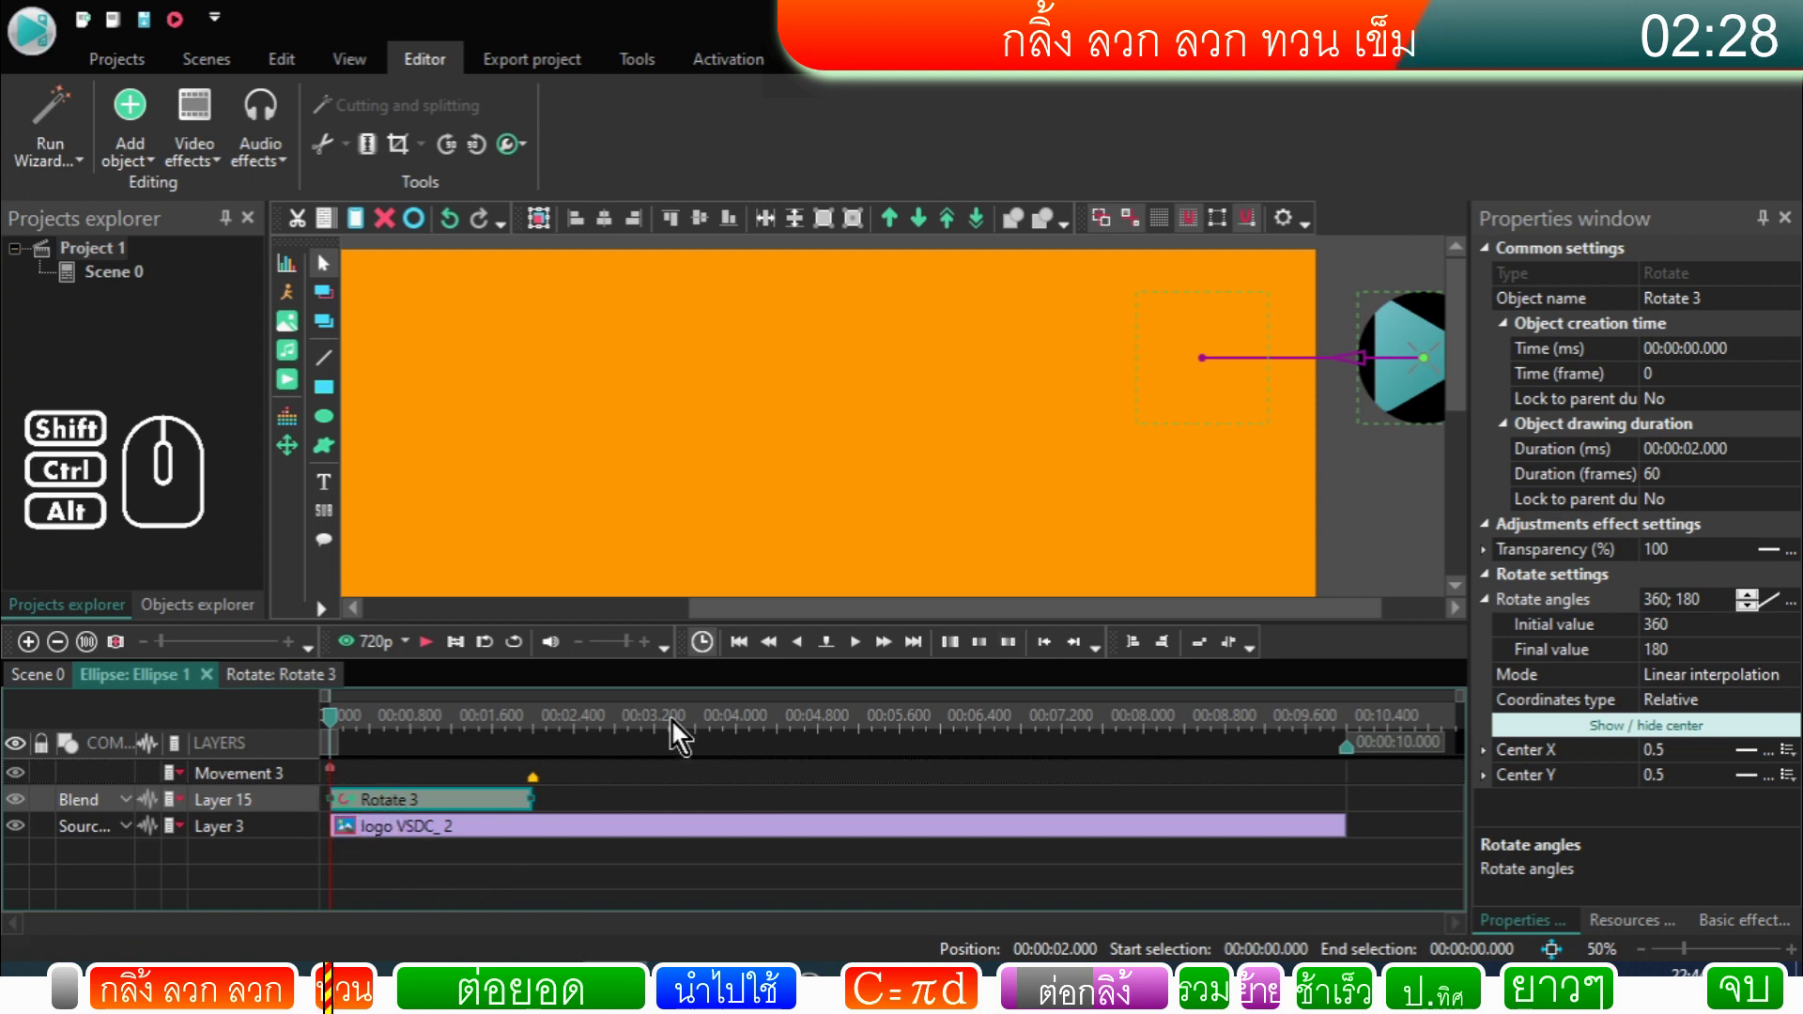
left_click_drag(763, 627, 931, 618)
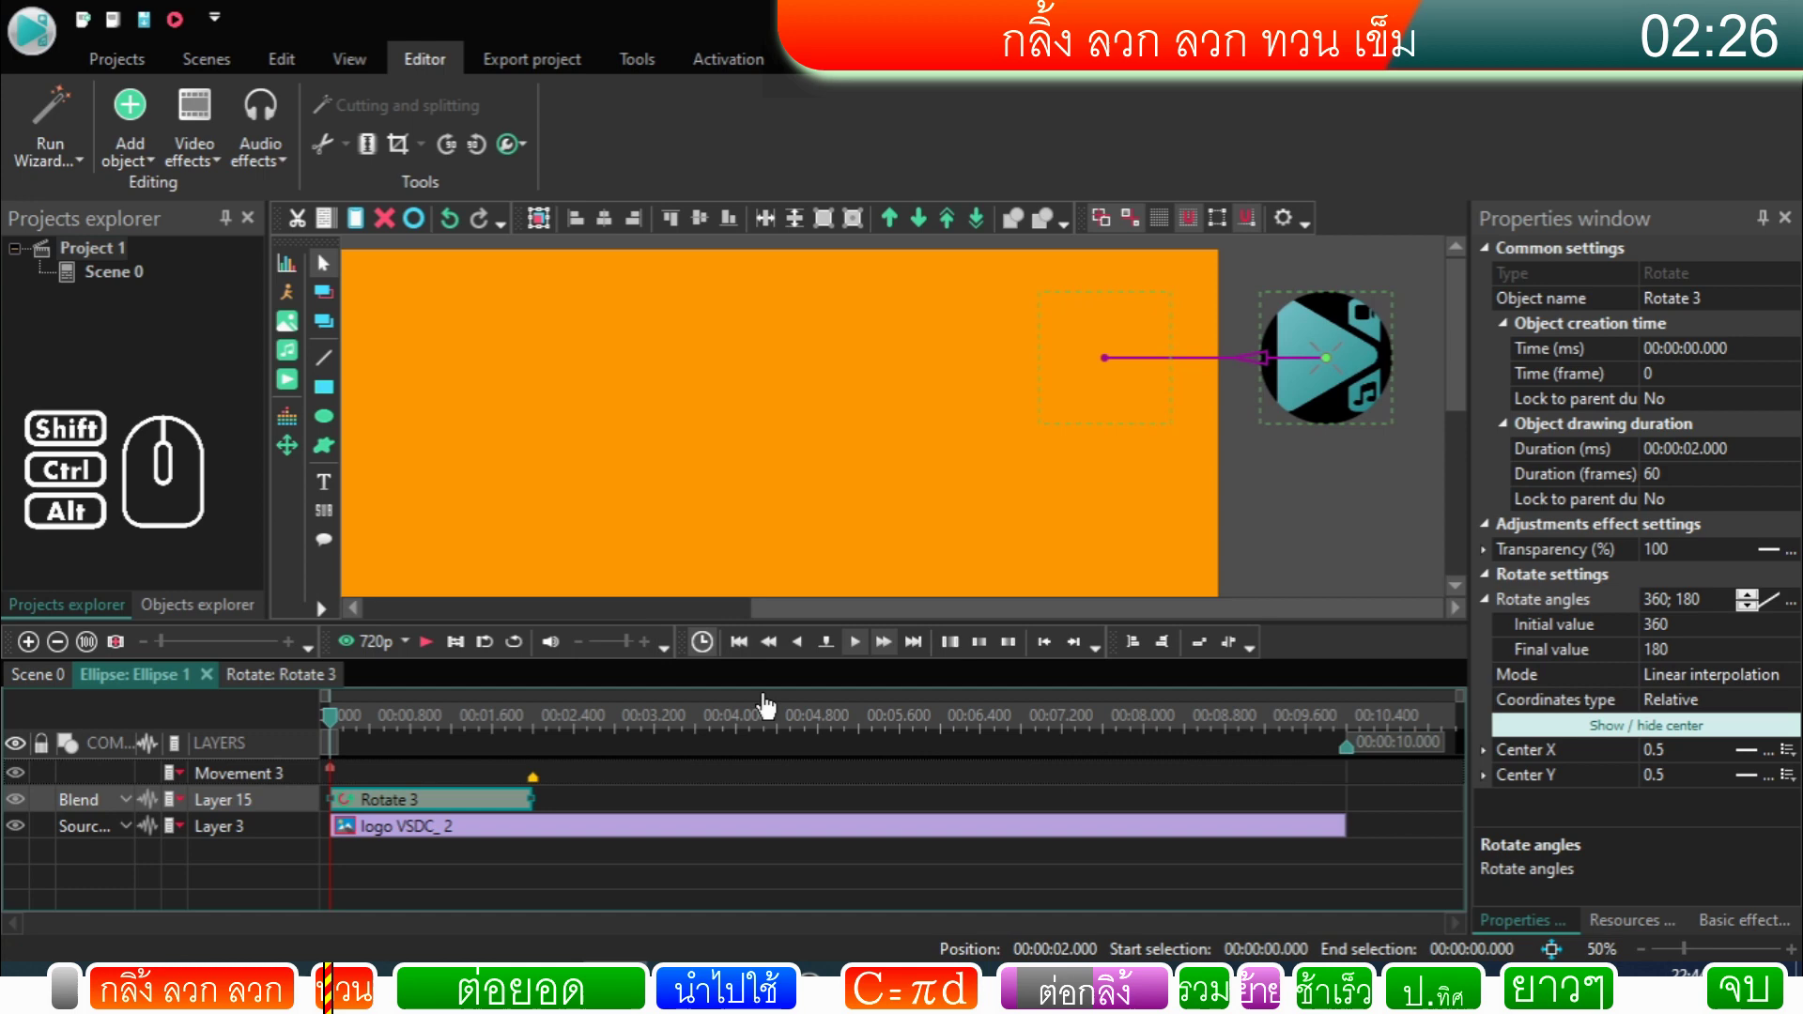
left_click(445, 805)
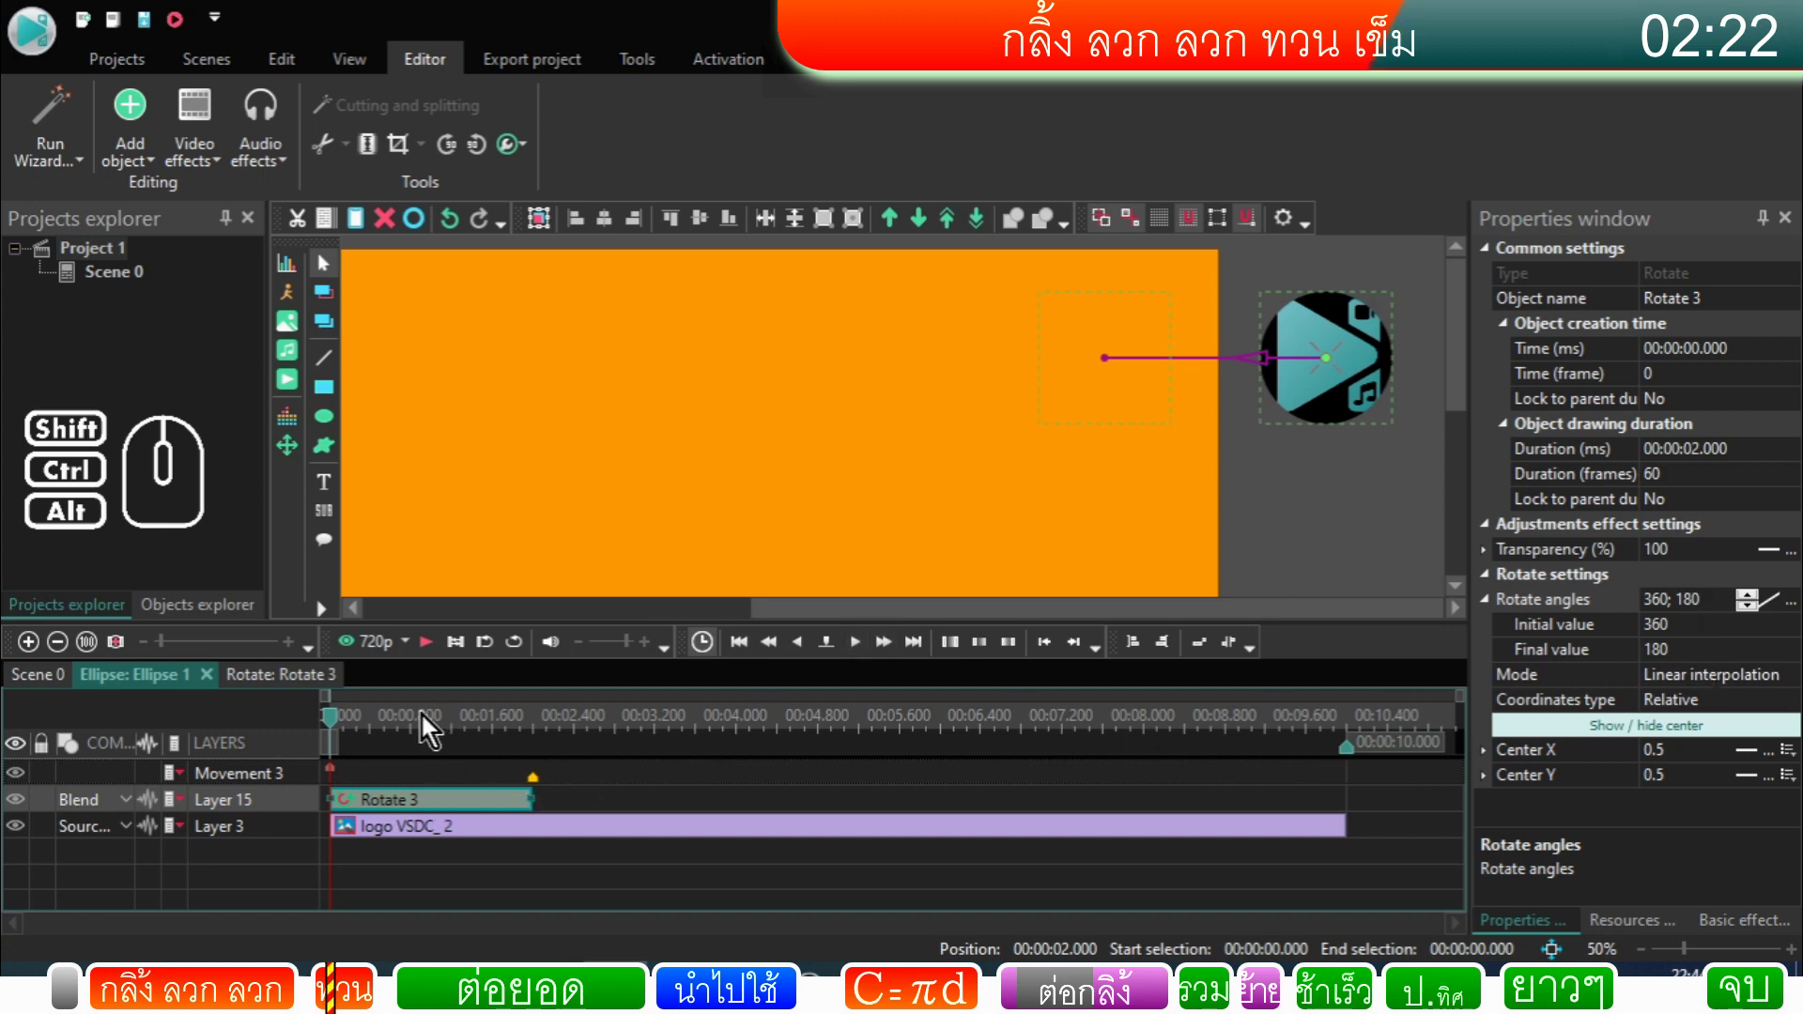
Step: Preview the rolling logo and select the Rotate 3 effect
left_click(433, 660)
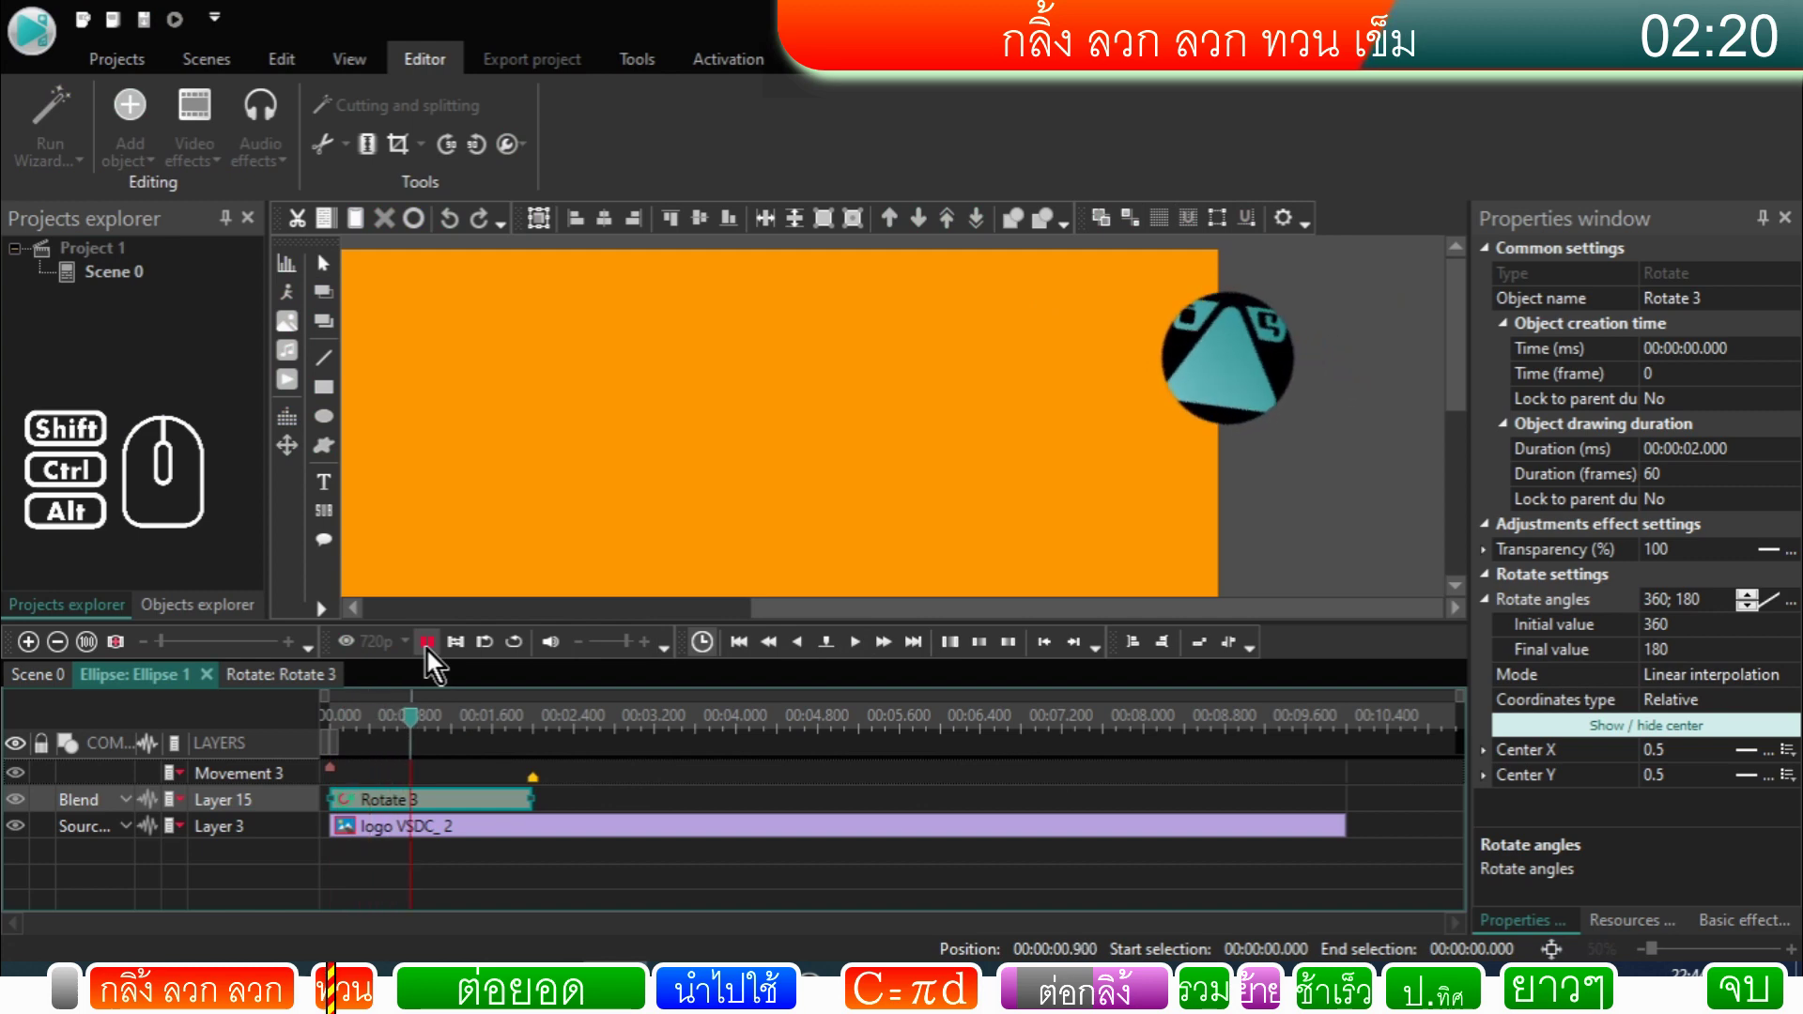
left_click(433, 660)
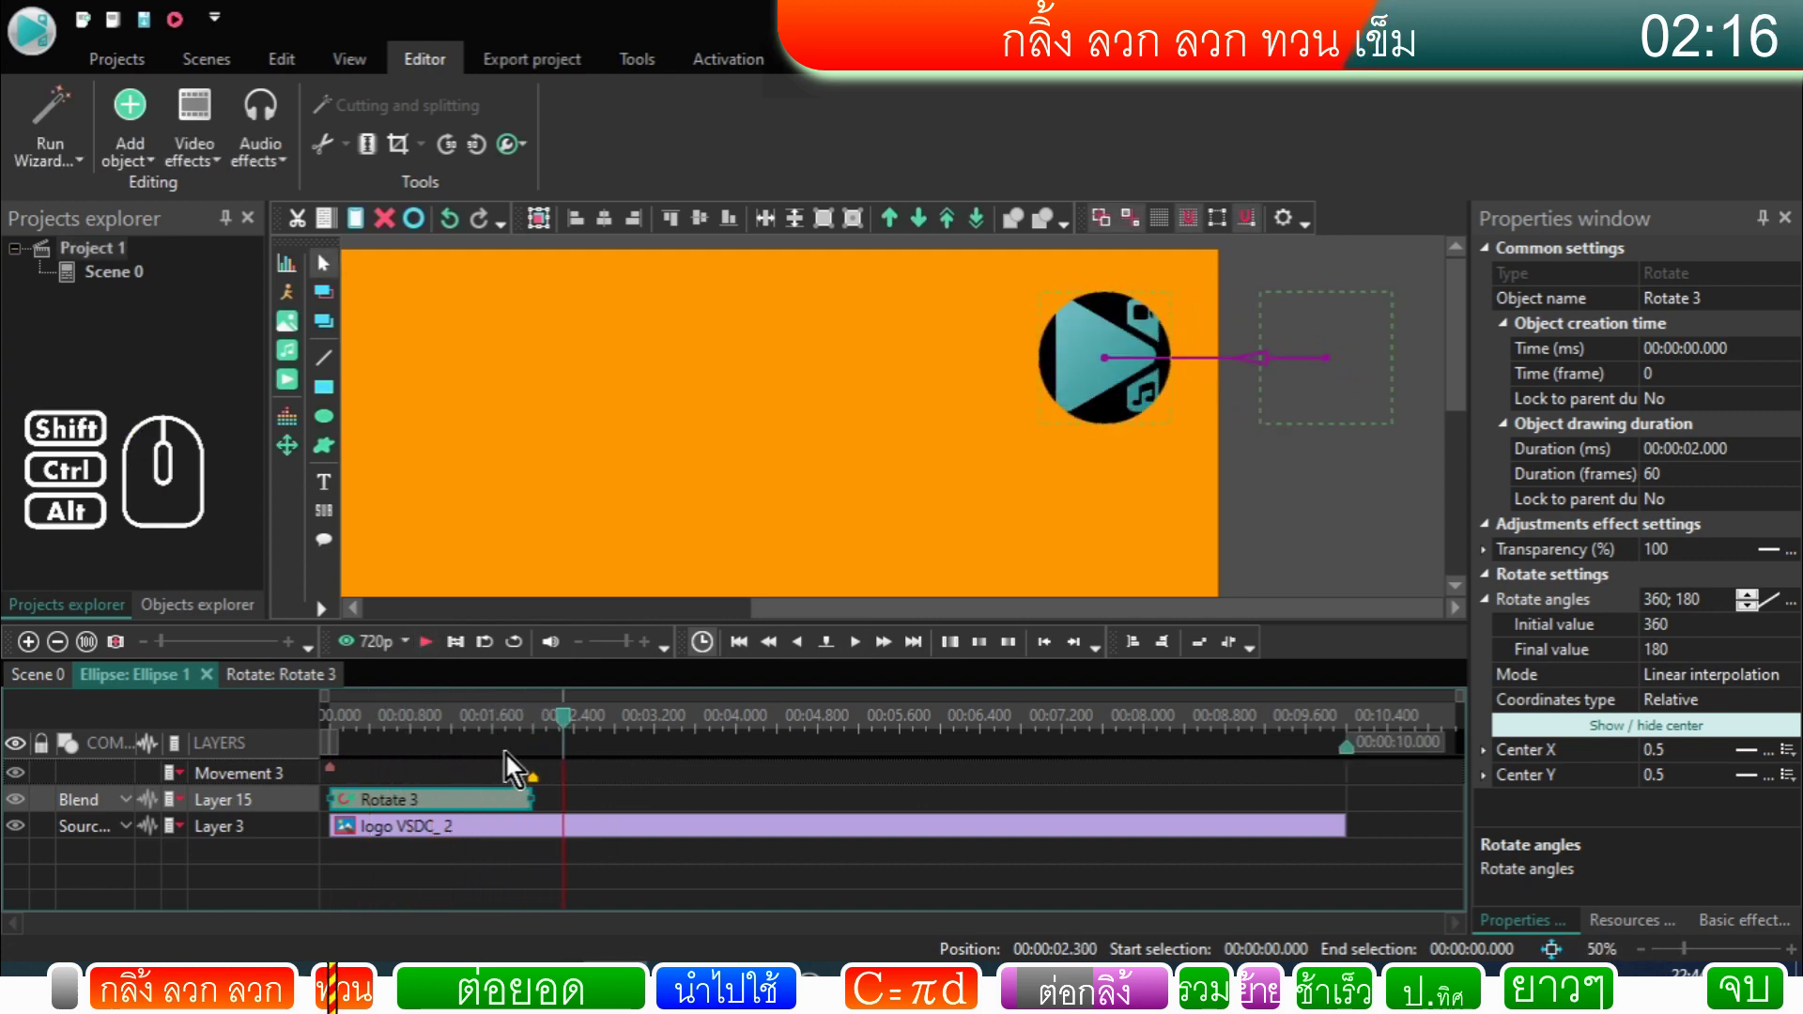
left_click(546, 730)
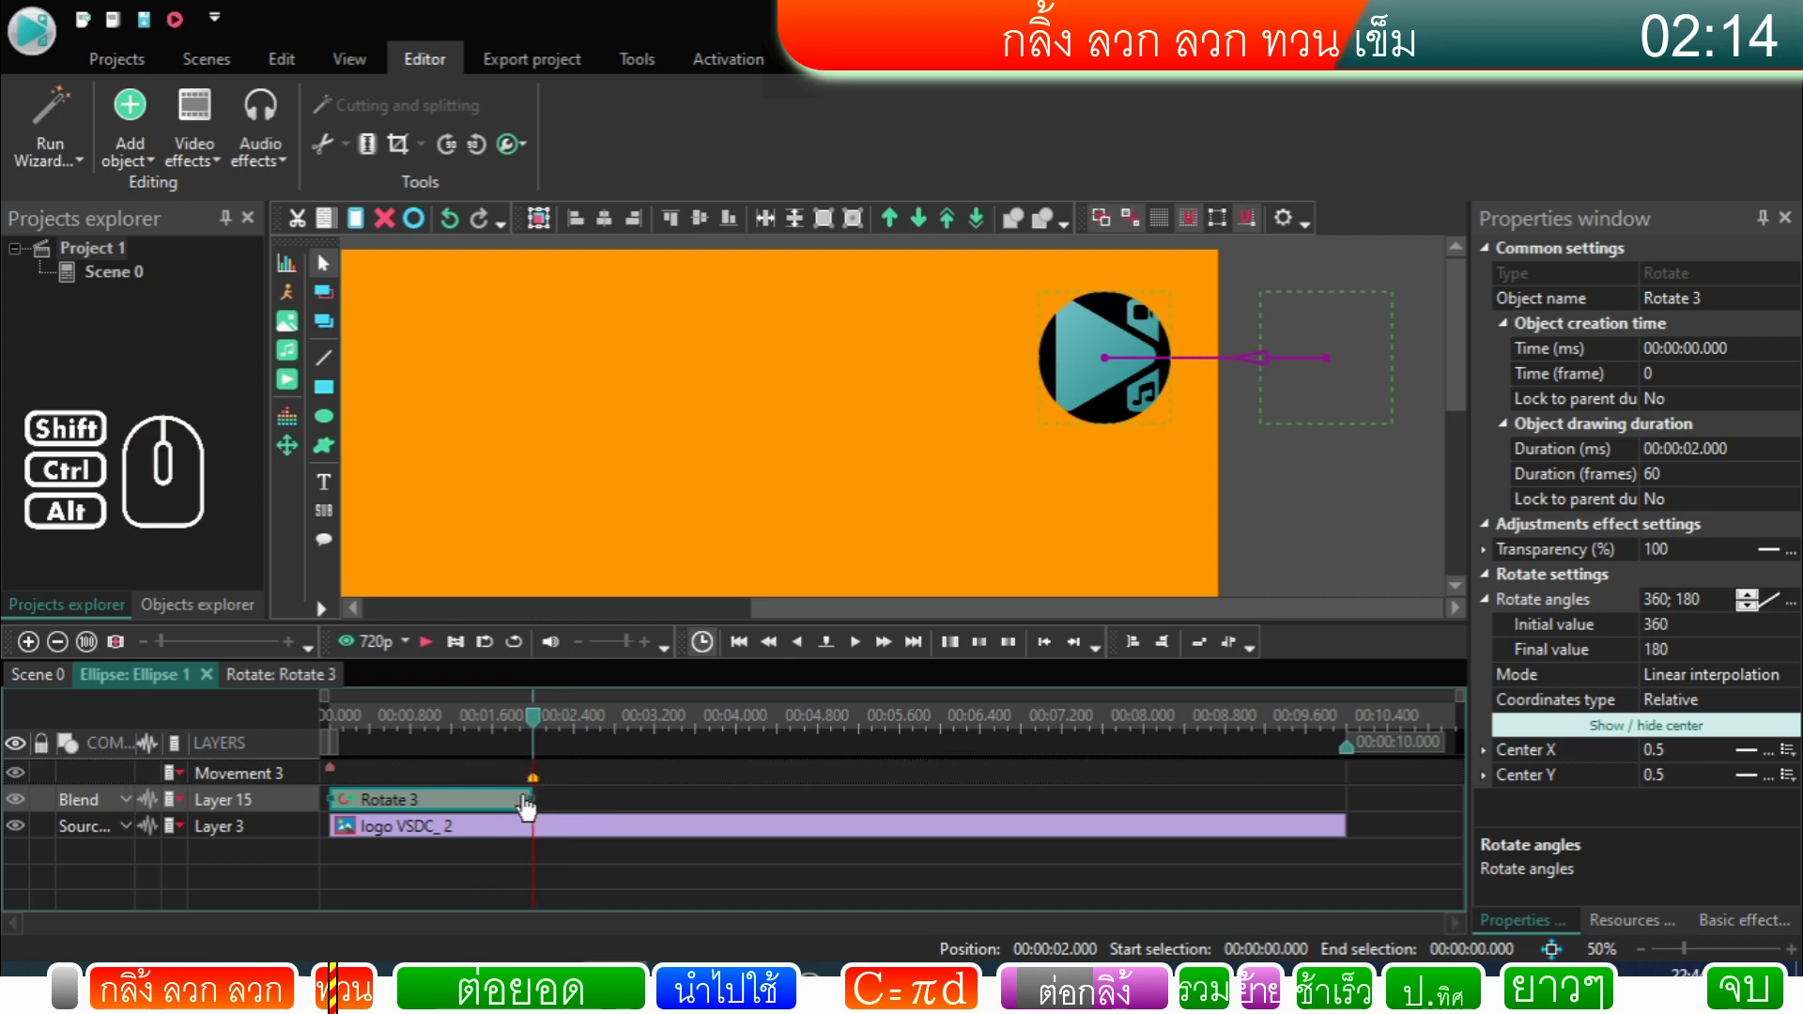
left_click(531, 807)
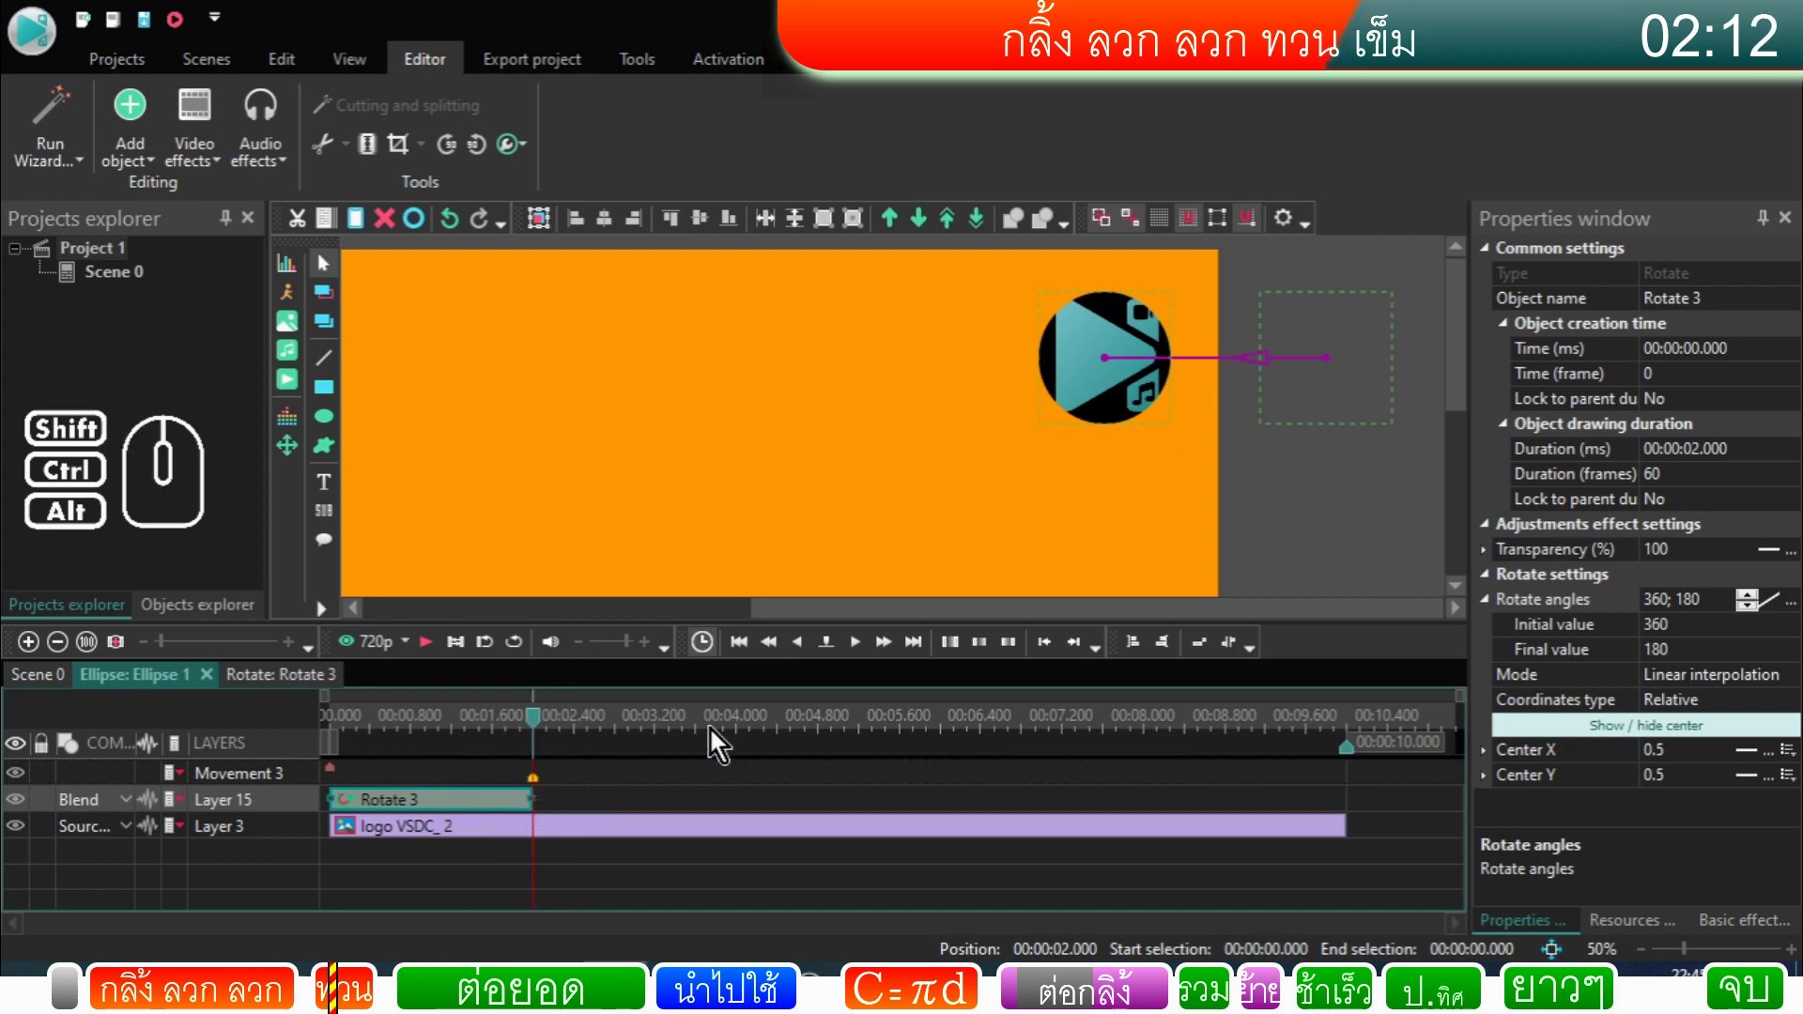
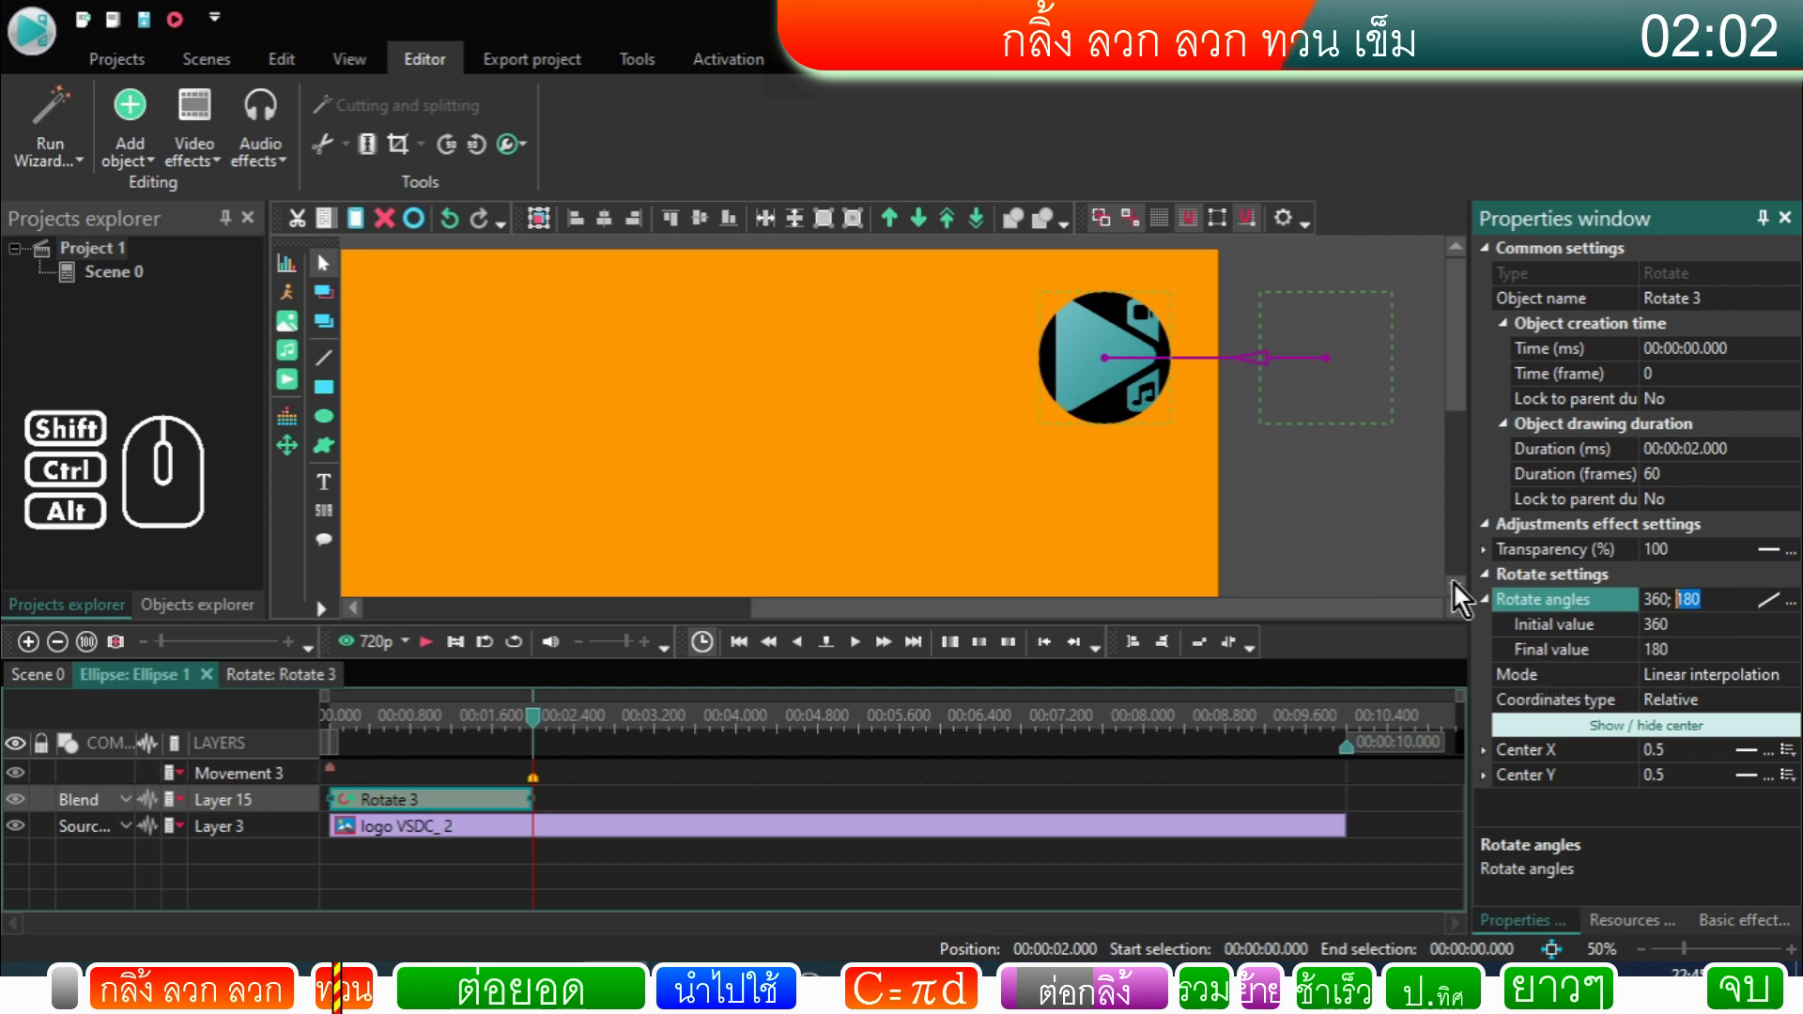
Step: Set Rotate 3 angles to Initial 180 and Final 0, then replay from the start to check
left_click_drag(543, 729, 453, 741)
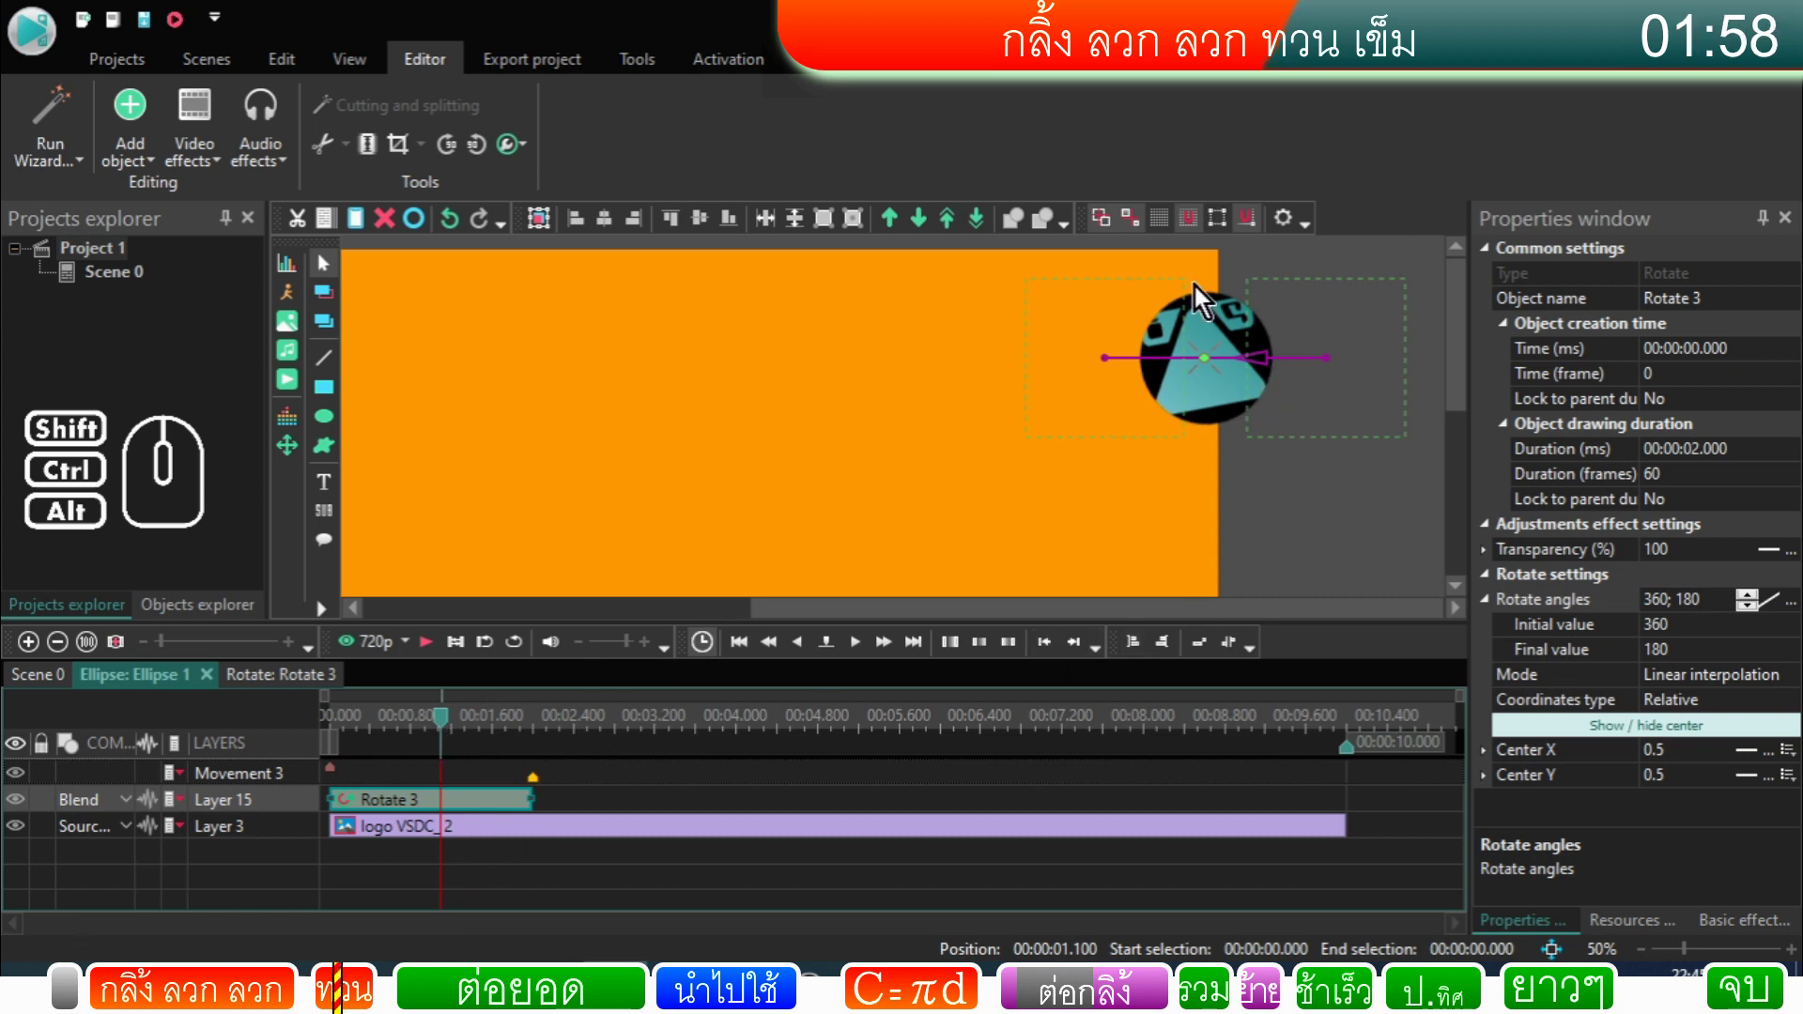
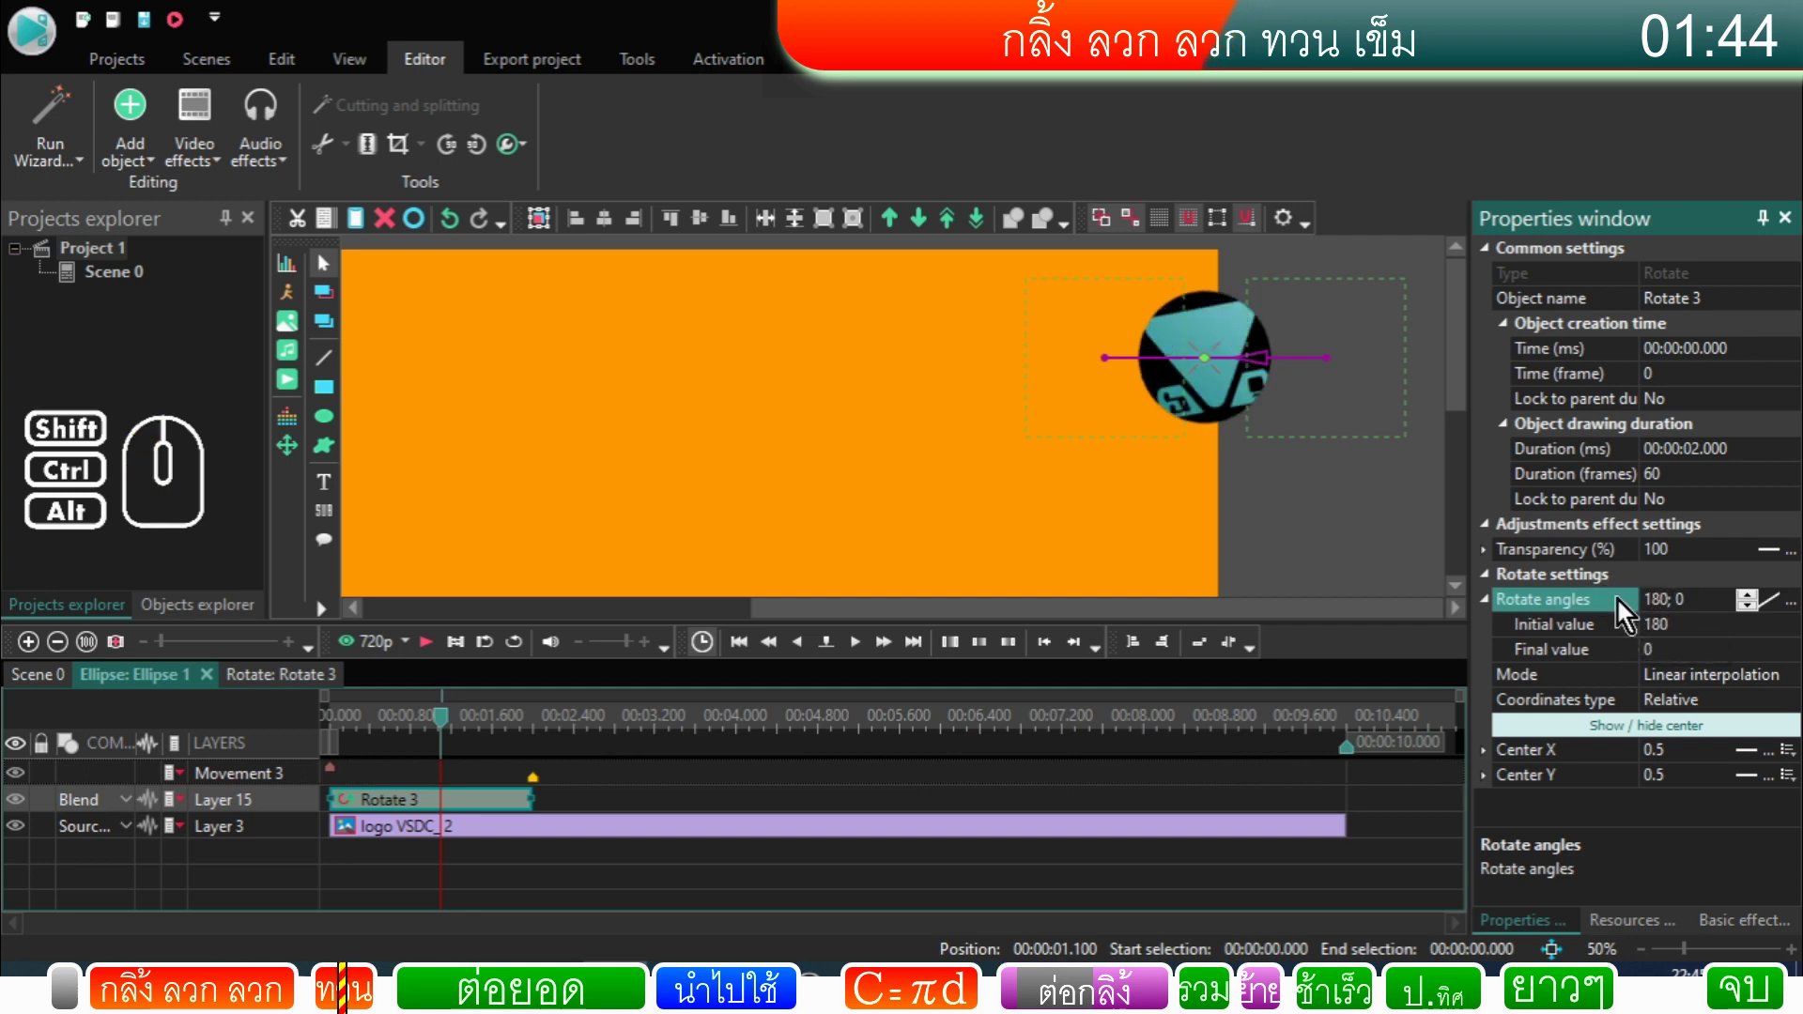
left_click_drag(449, 728, 278, 747)
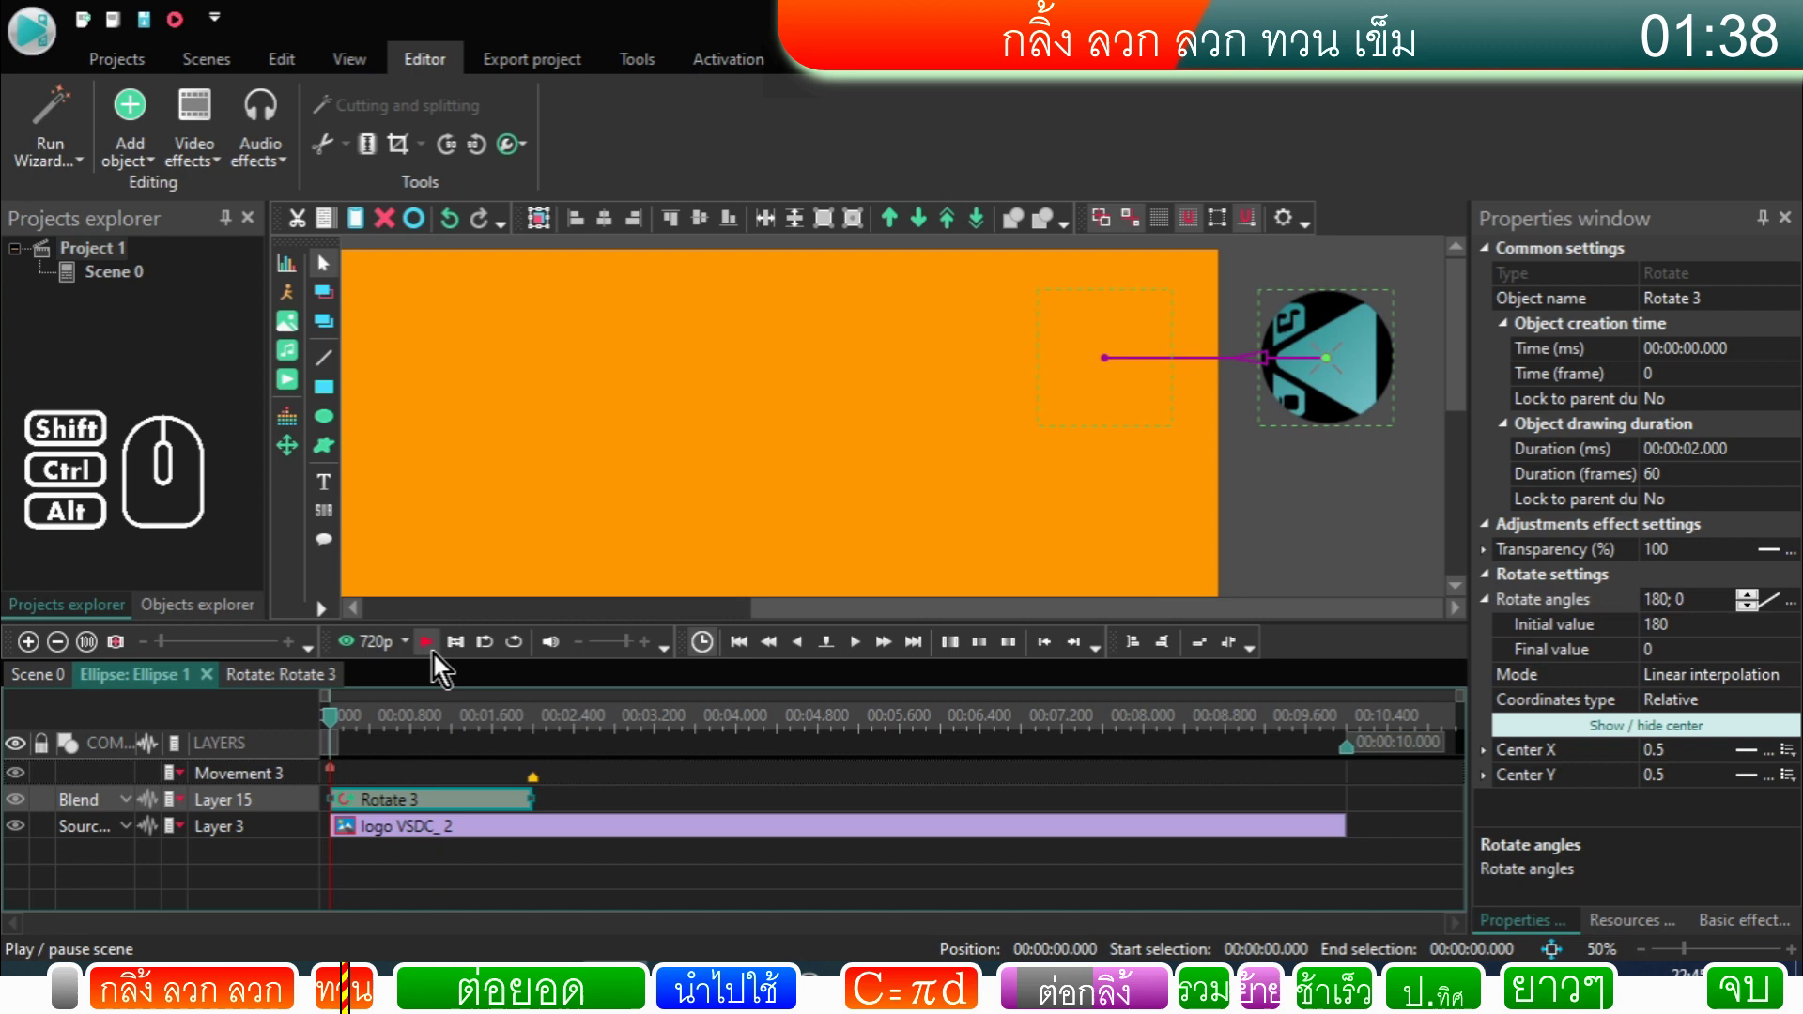
left_click(440, 664)
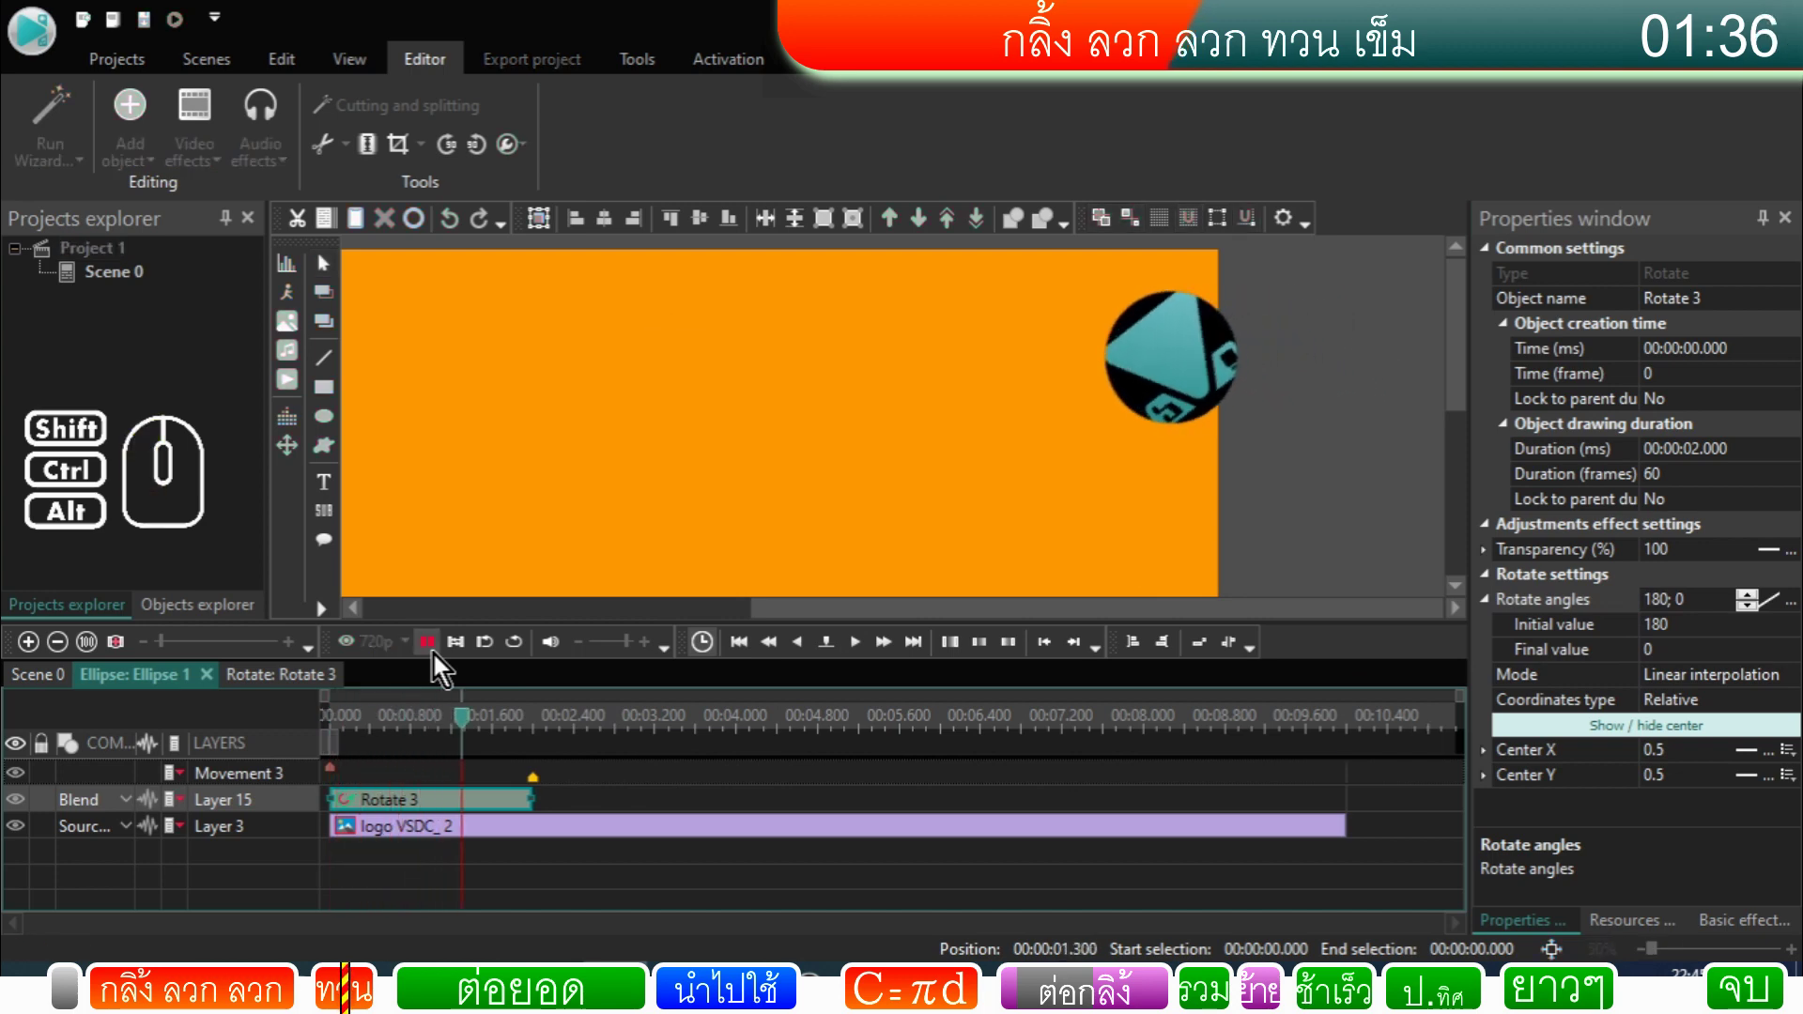
left_click(439, 663)
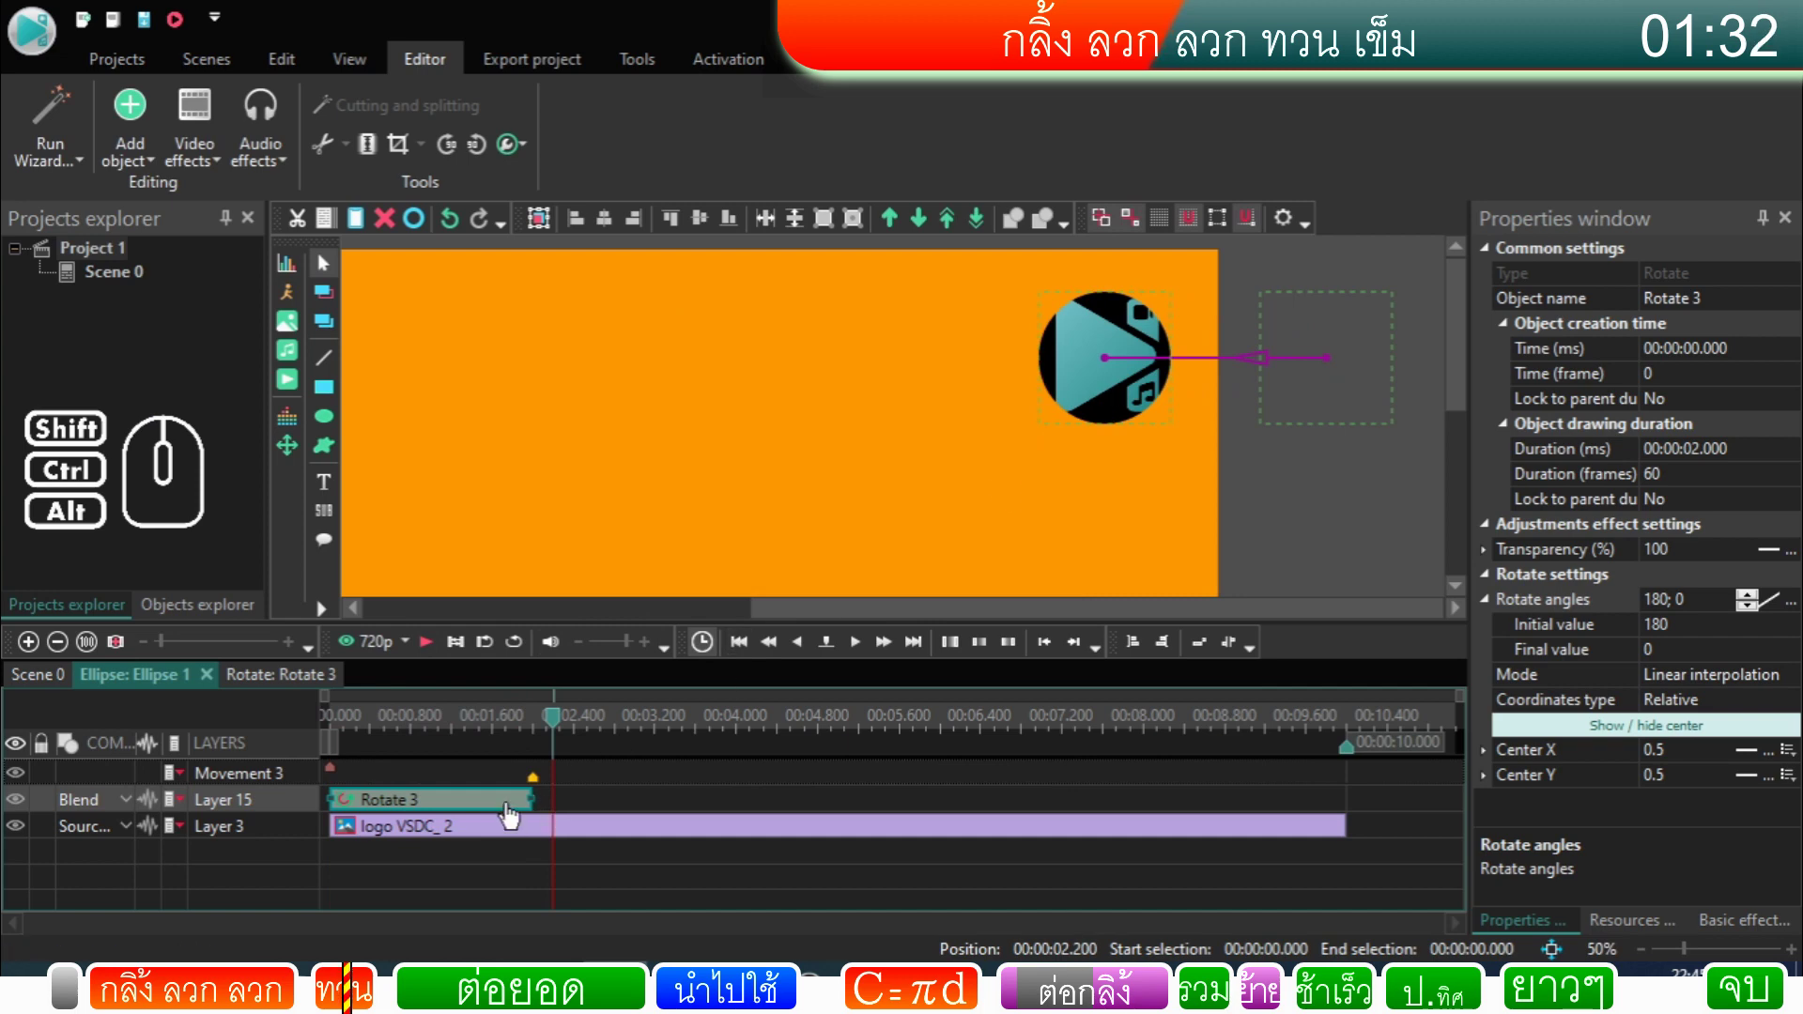
left_click(518, 813)
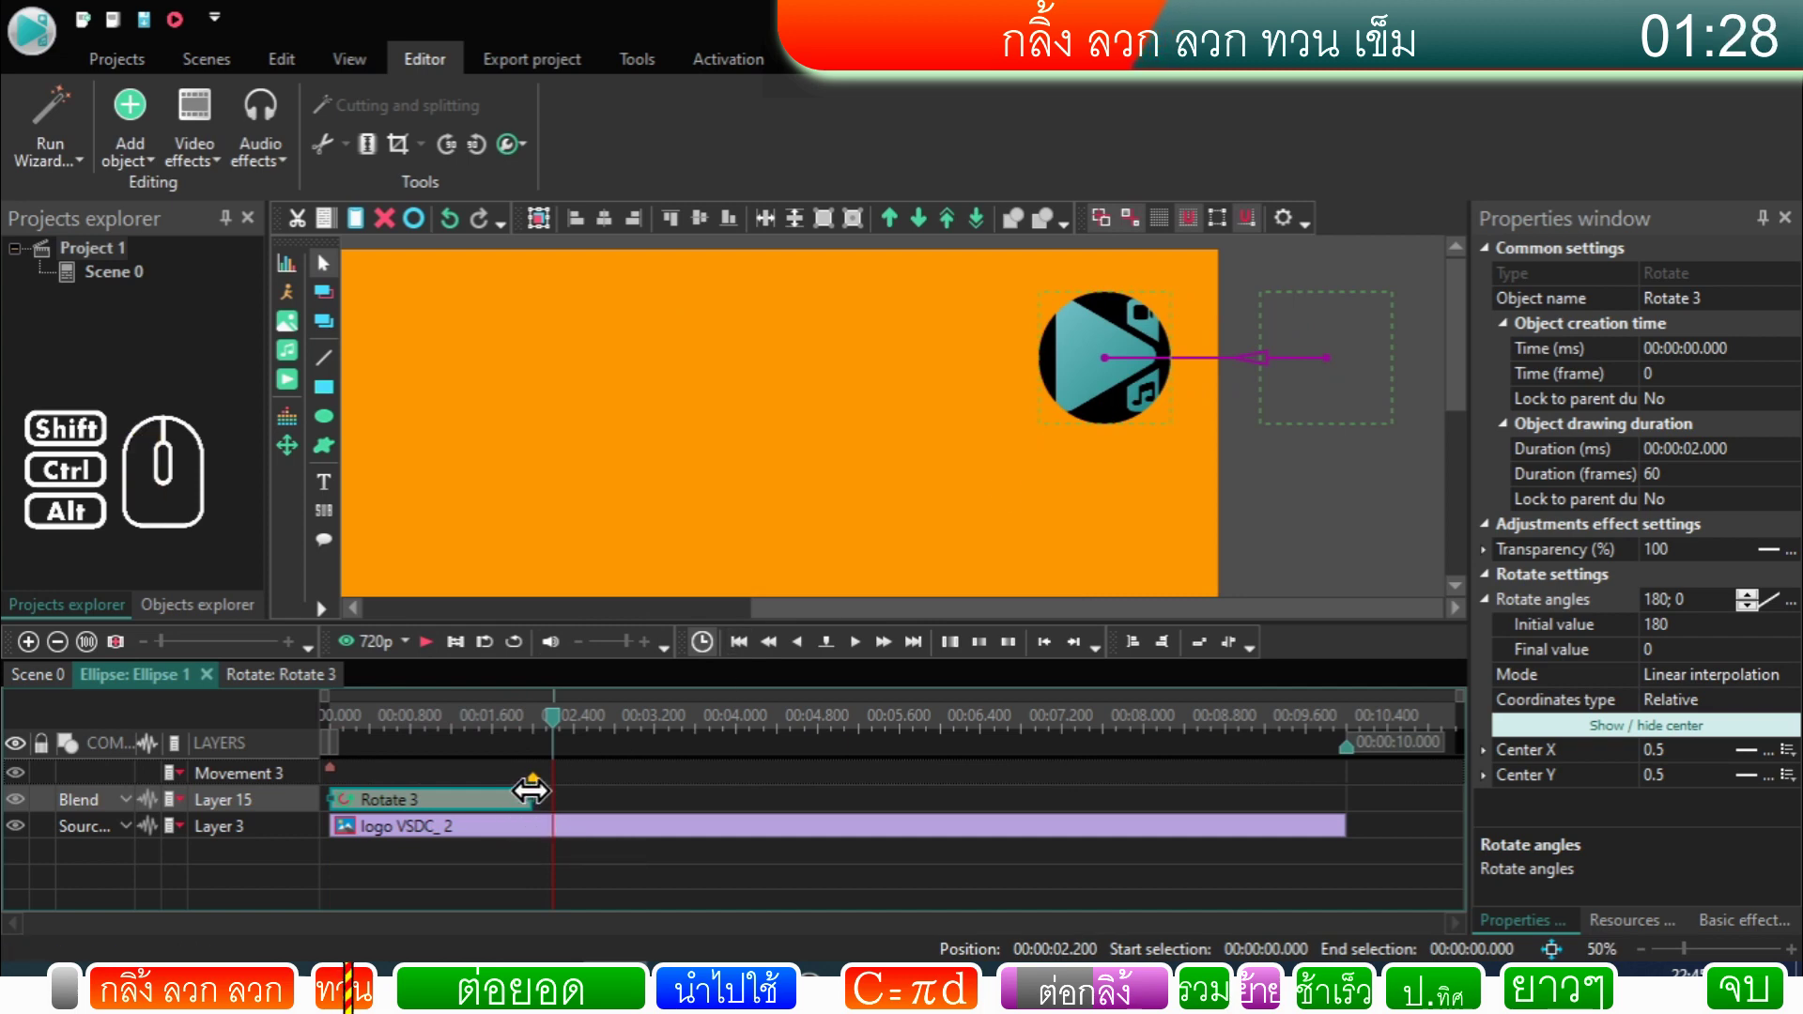
left_click(533, 807)
Step: Set Rotate 3 to 180→0 degrees with Linear interpolation mode via its context options
right_click(536, 807)
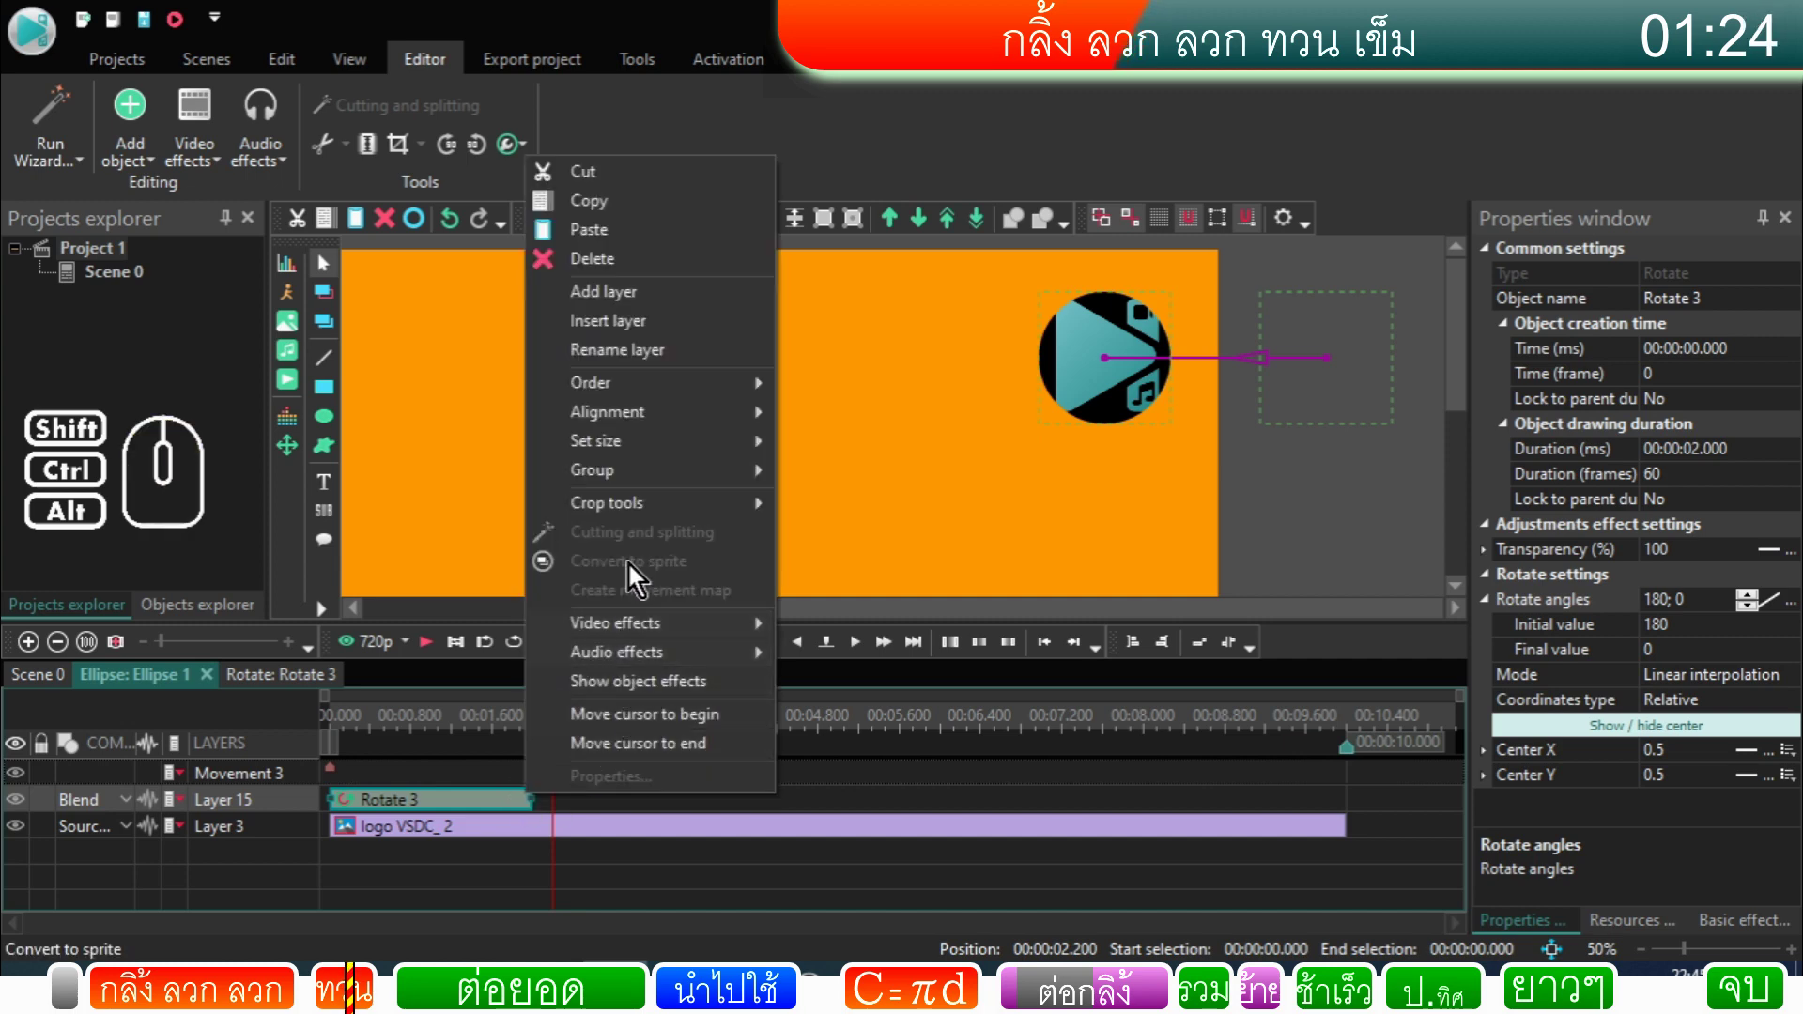
left_click(500, 818)
right_click(534, 810)
left_click(612, 734)
right_click(530, 812)
left_click(595, 764)
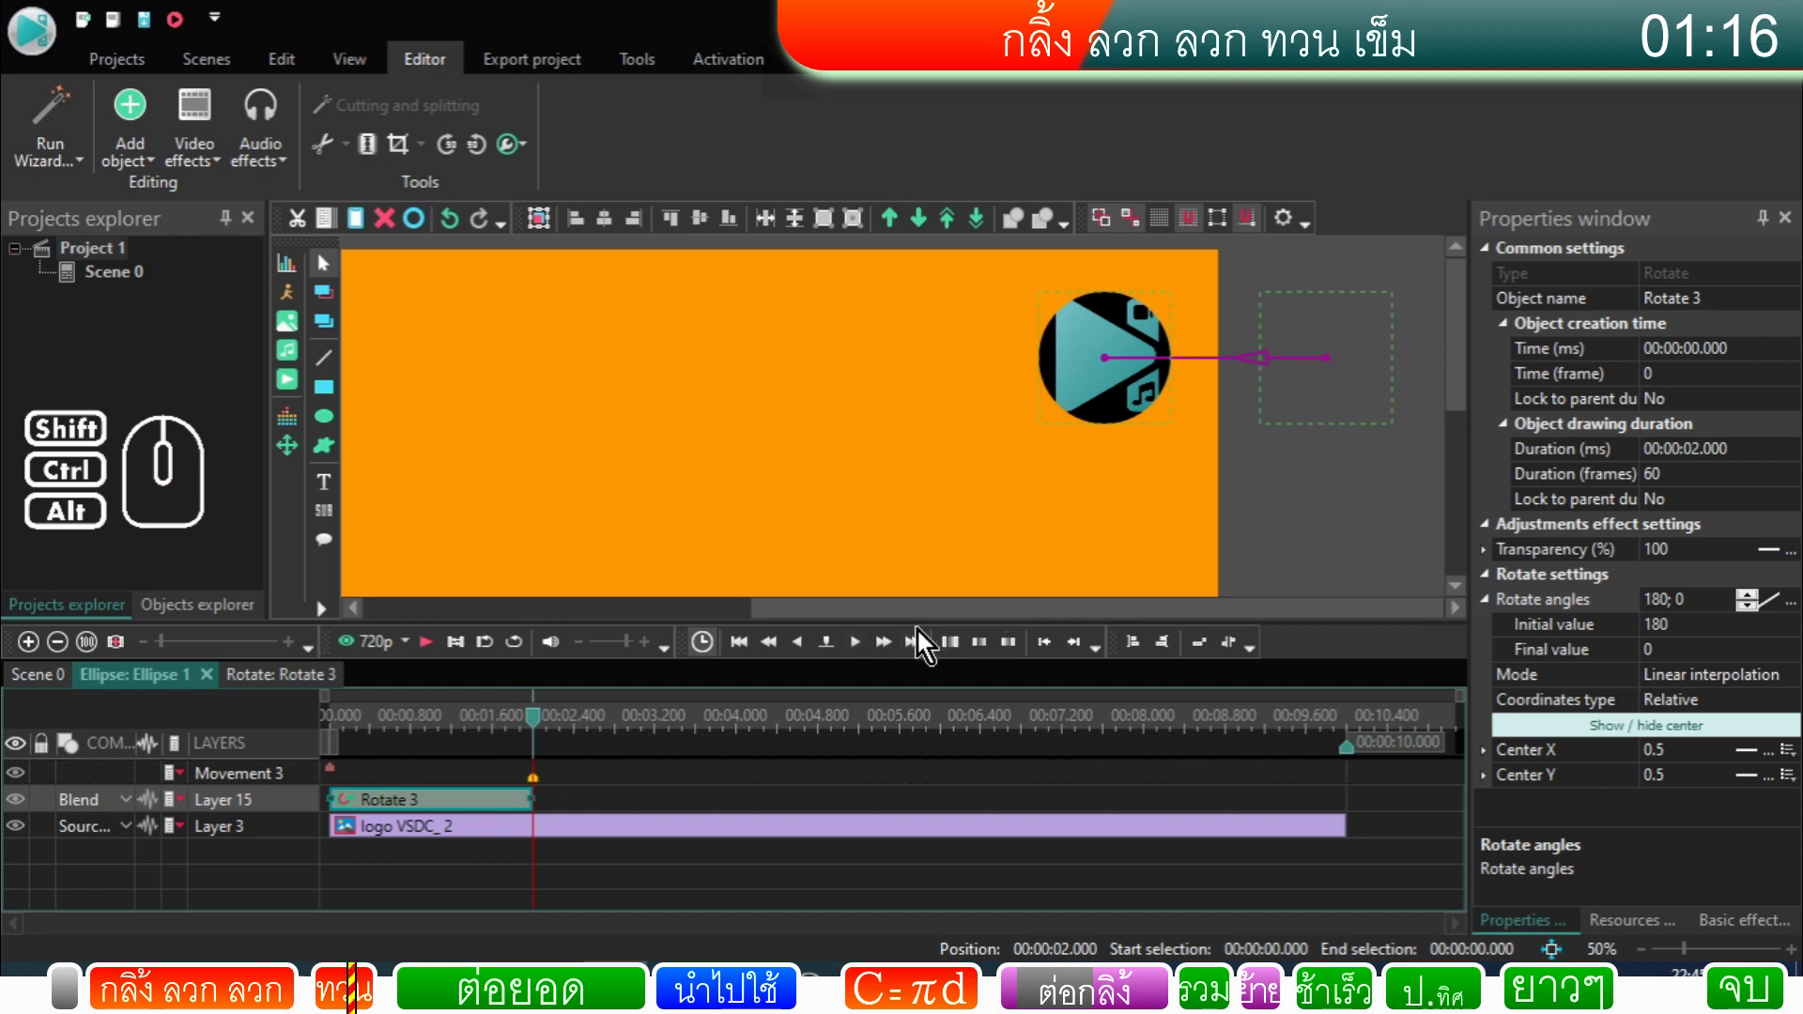
Step: Stretch the rotation's end slightly and step frame by frame until the logo sits upright near 2.27 seconds
left_click(805, 656)
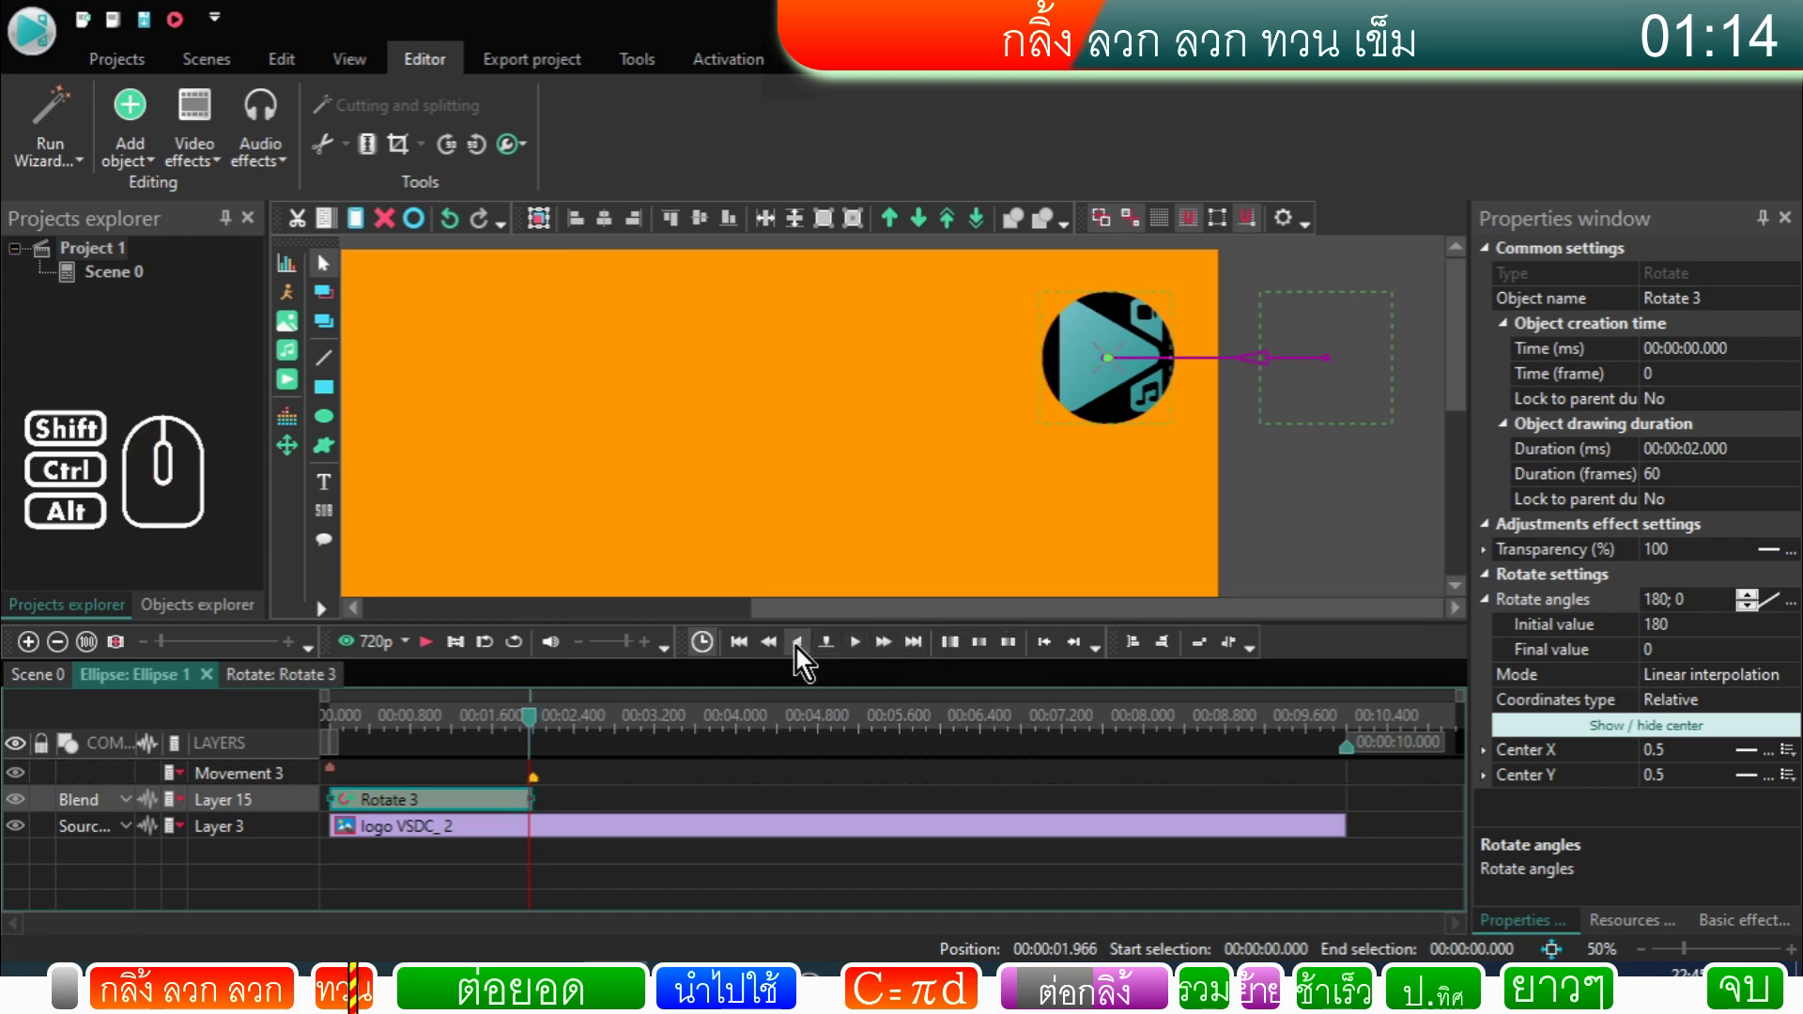
left_click(856, 653)
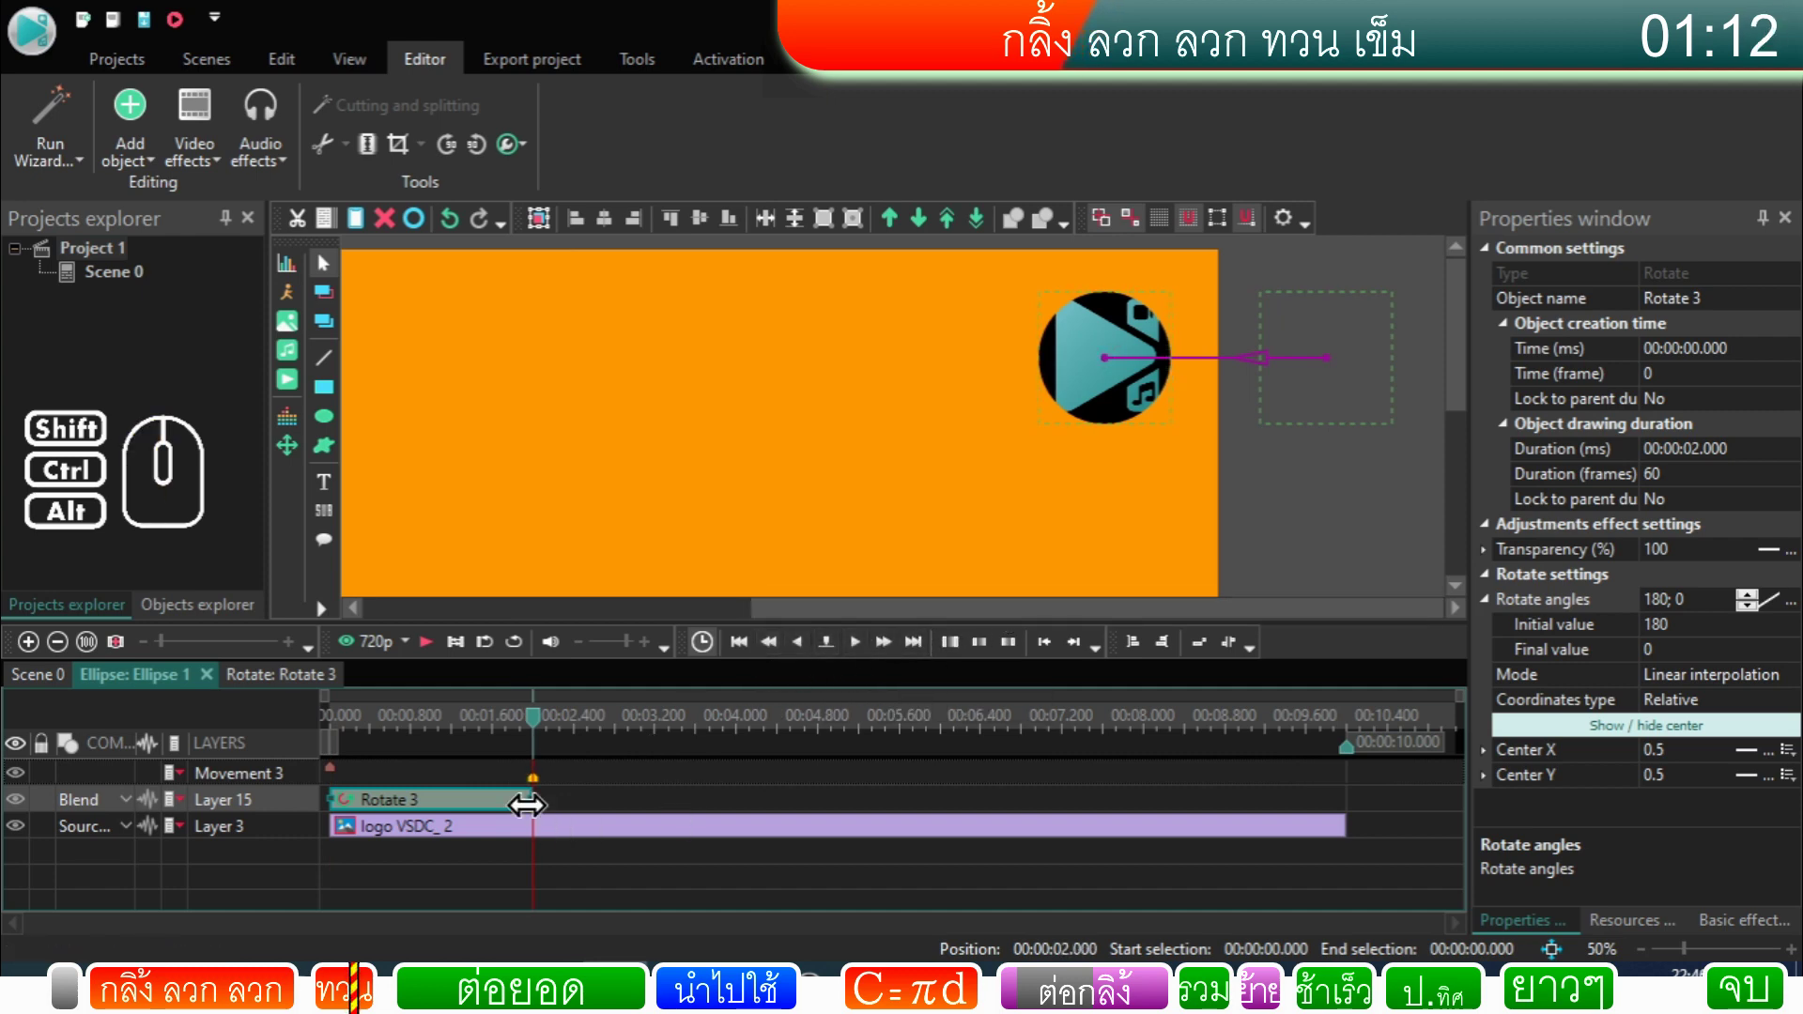
left_click_drag(171, 652, 258, 664)
left_click(806, 657)
left_click(859, 656)
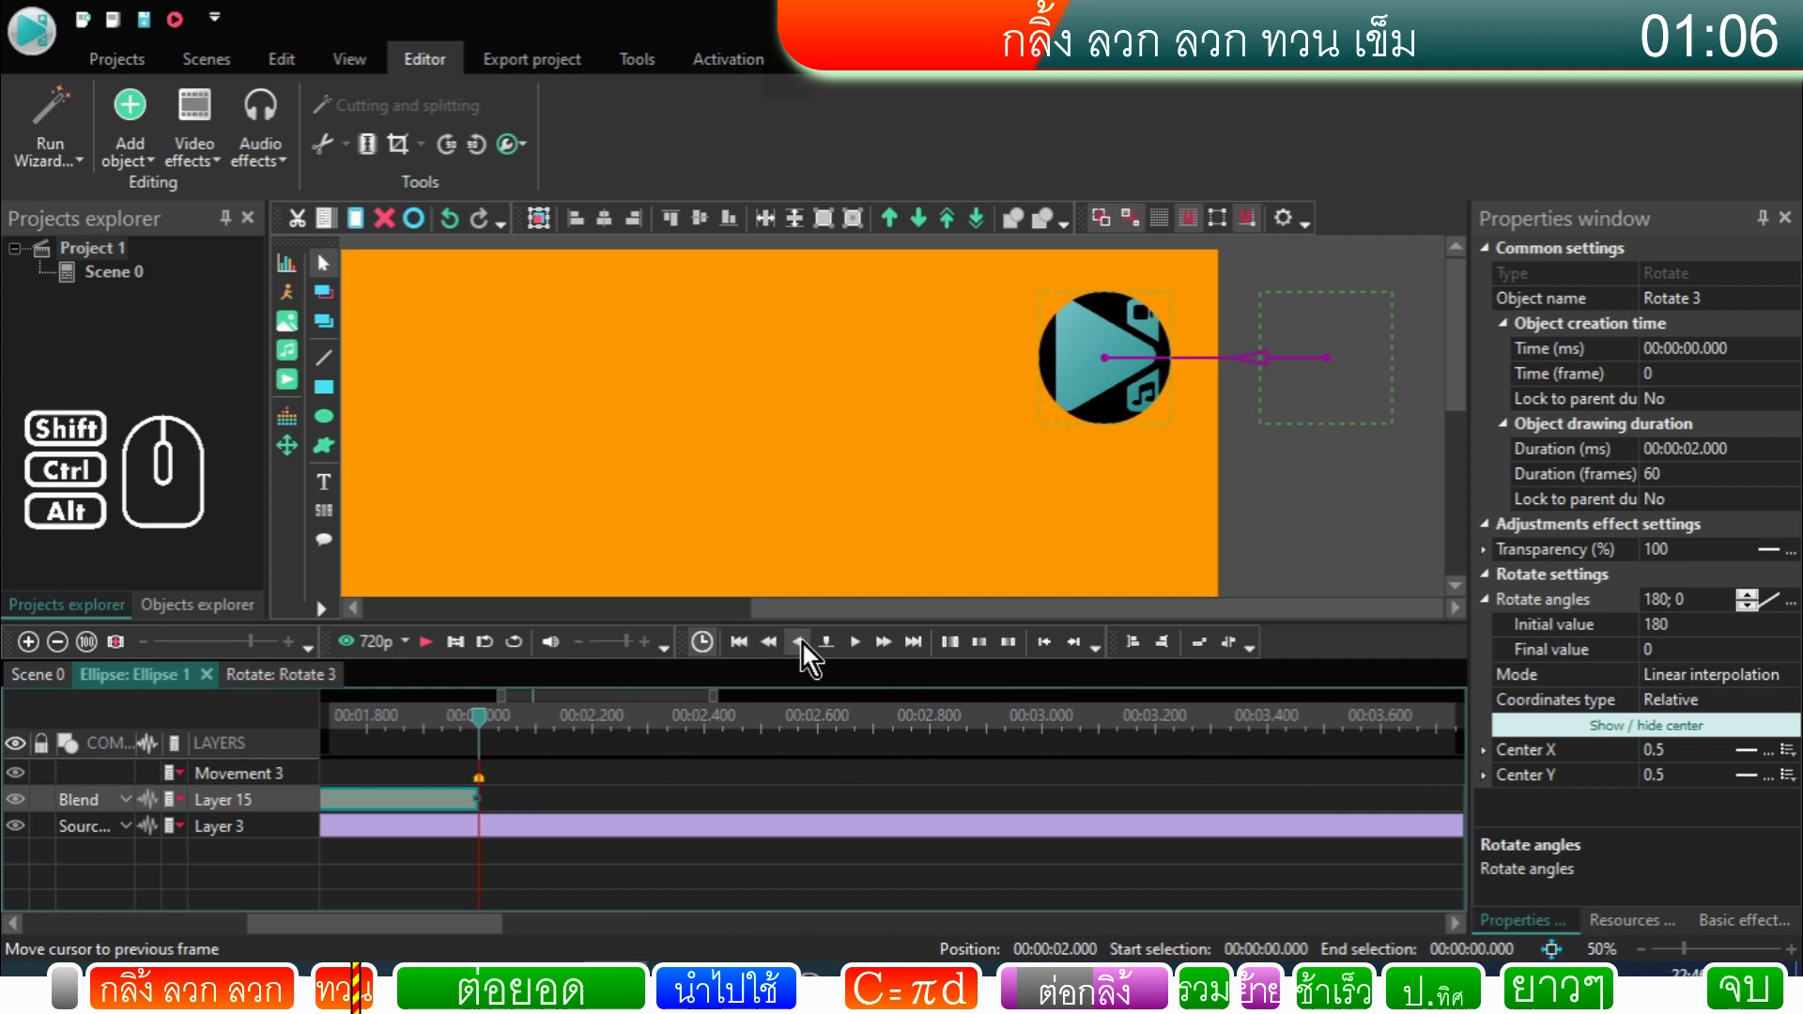
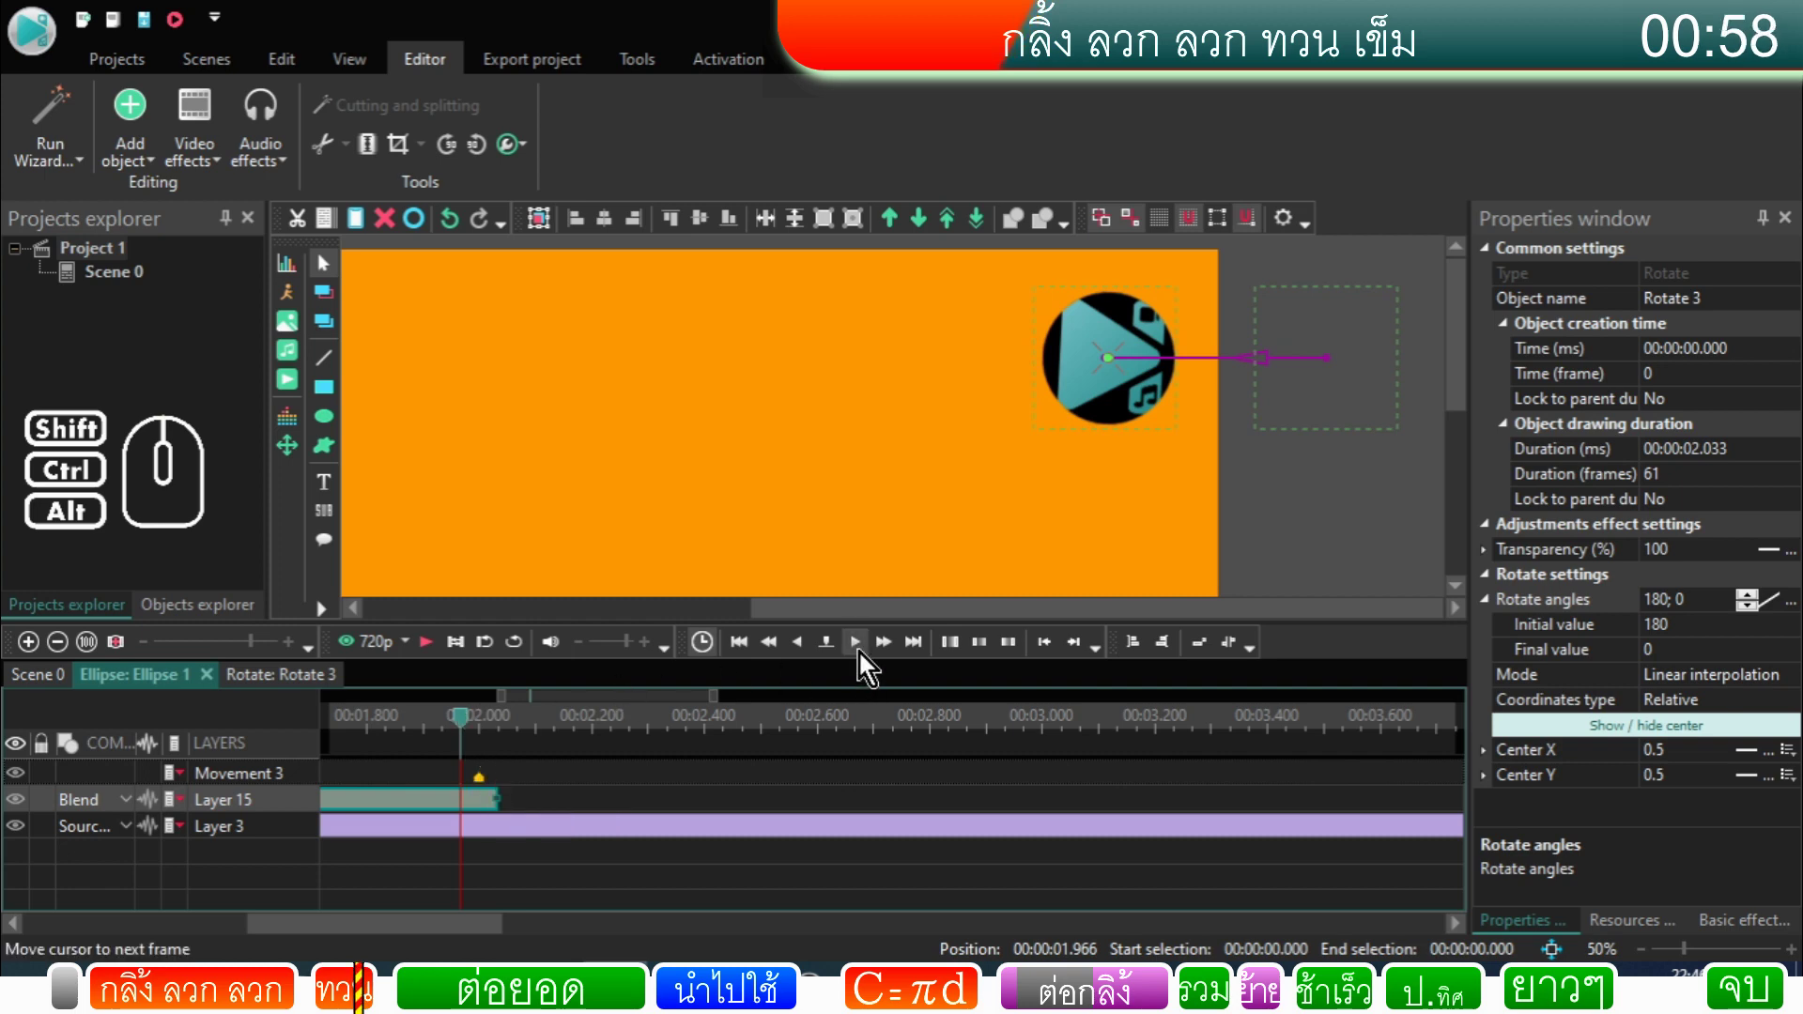
left_click(864, 658)
left_click(809, 657)
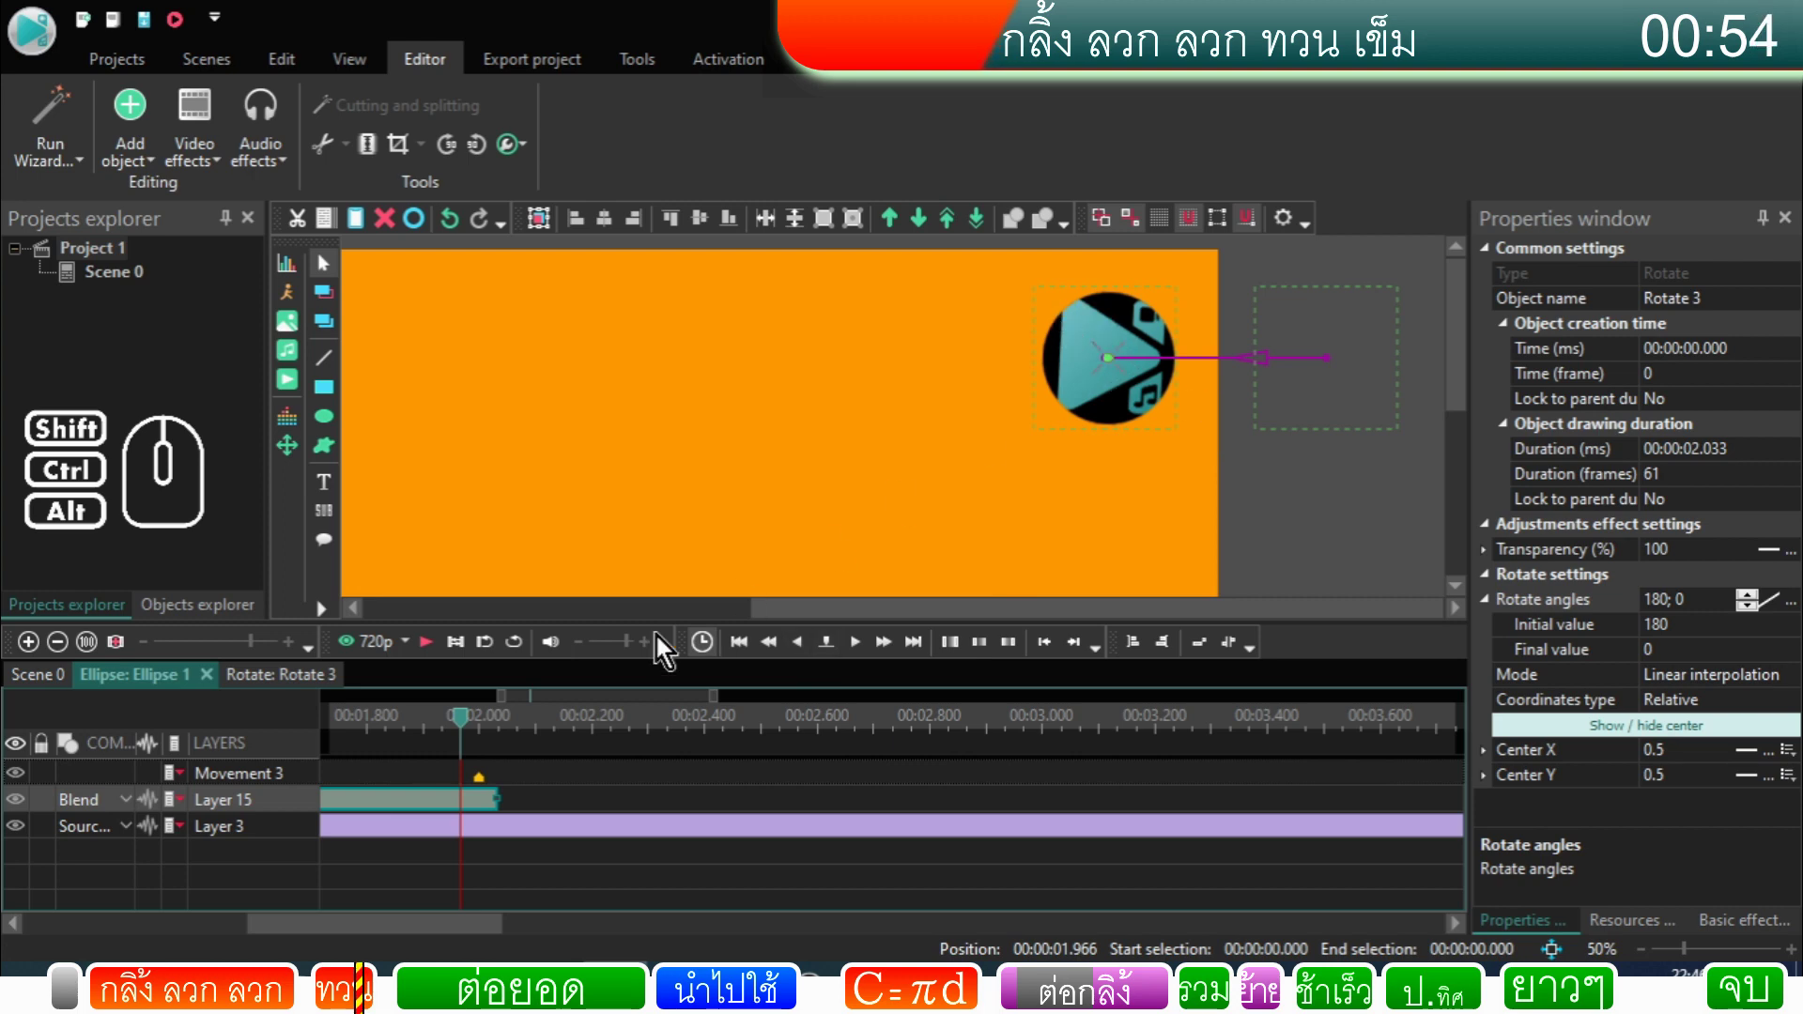
left_click(796, 658)
left_click(795, 657)
left_click(796, 657)
left_click(795, 658)
left_click(796, 657)
double_click(795, 657)
left_click(859, 651)
double_click(860, 651)
left_click(860, 651)
left_click(860, 651)
left_click(859, 651)
left_click(860, 651)
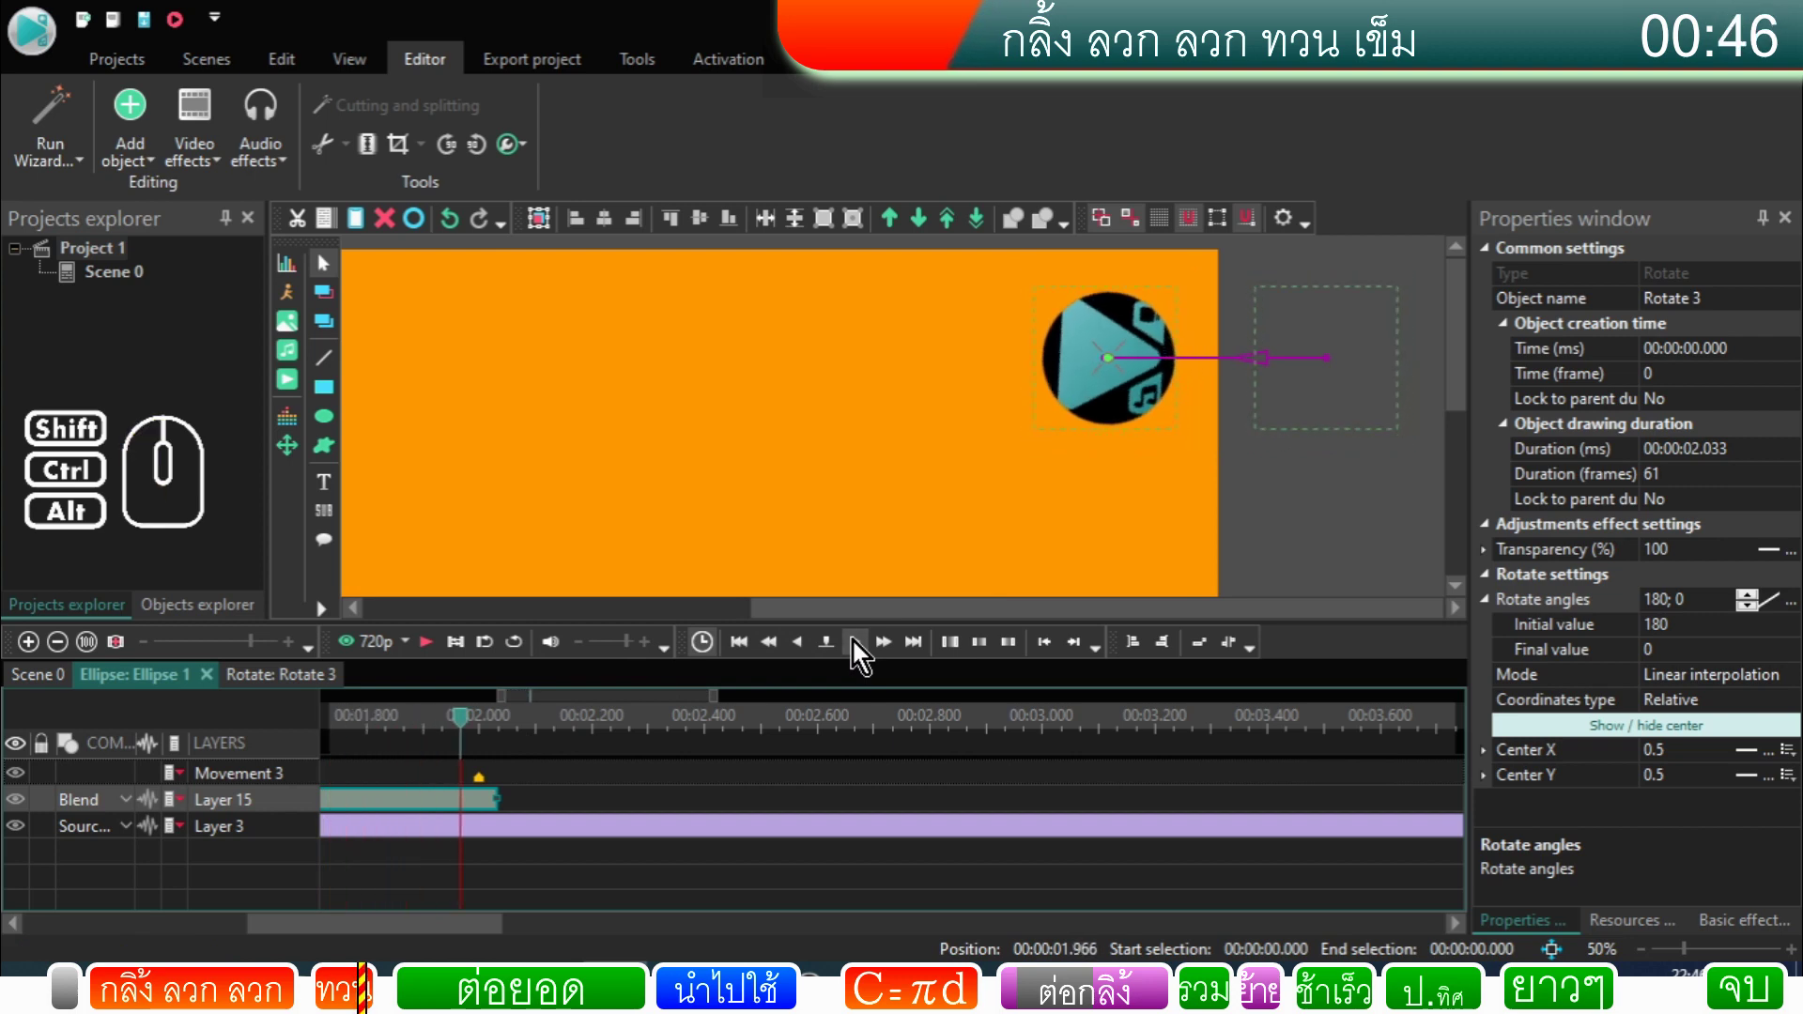
left_click(863, 649)
left_click(862, 650)
left_click(863, 649)
left_click(862, 650)
left_click(863, 650)
left_click(862, 650)
left_click(862, 650)
double_click(862, 650)
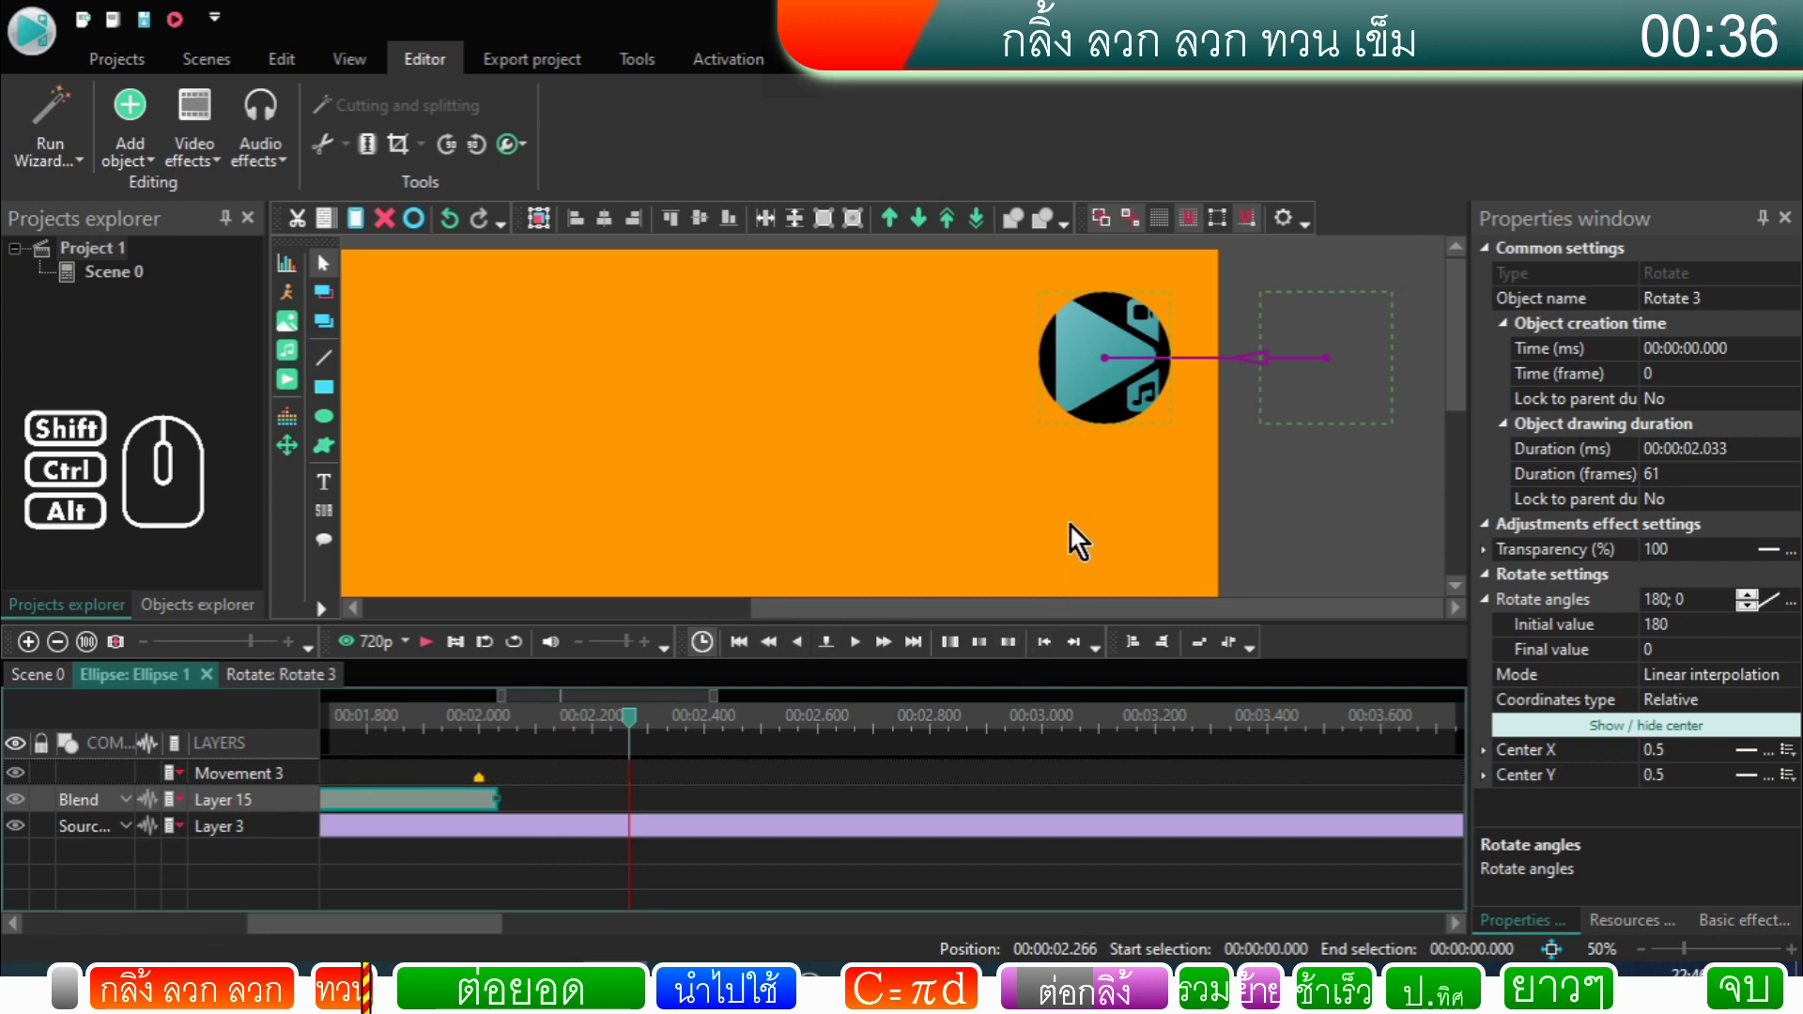
left_click_drag(472, 936, 414, 932)
left_click(550, 810)
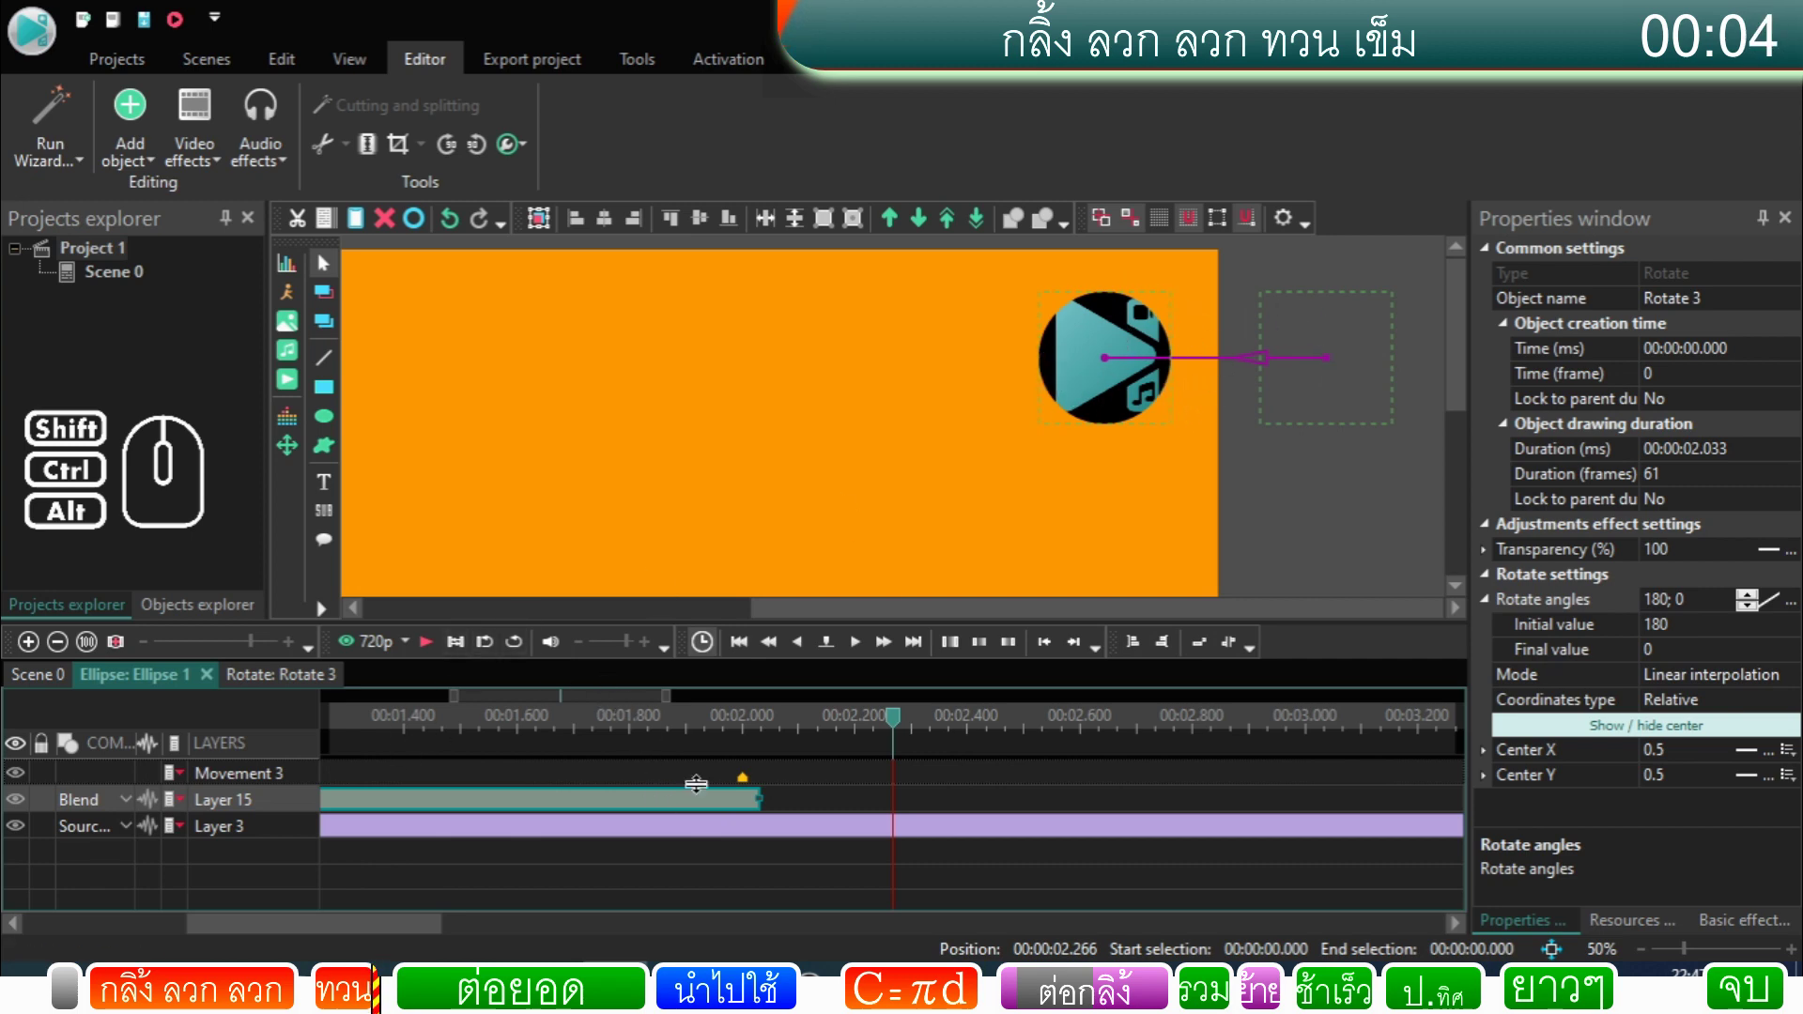
left_click_drag(779, 618, 498, 627)
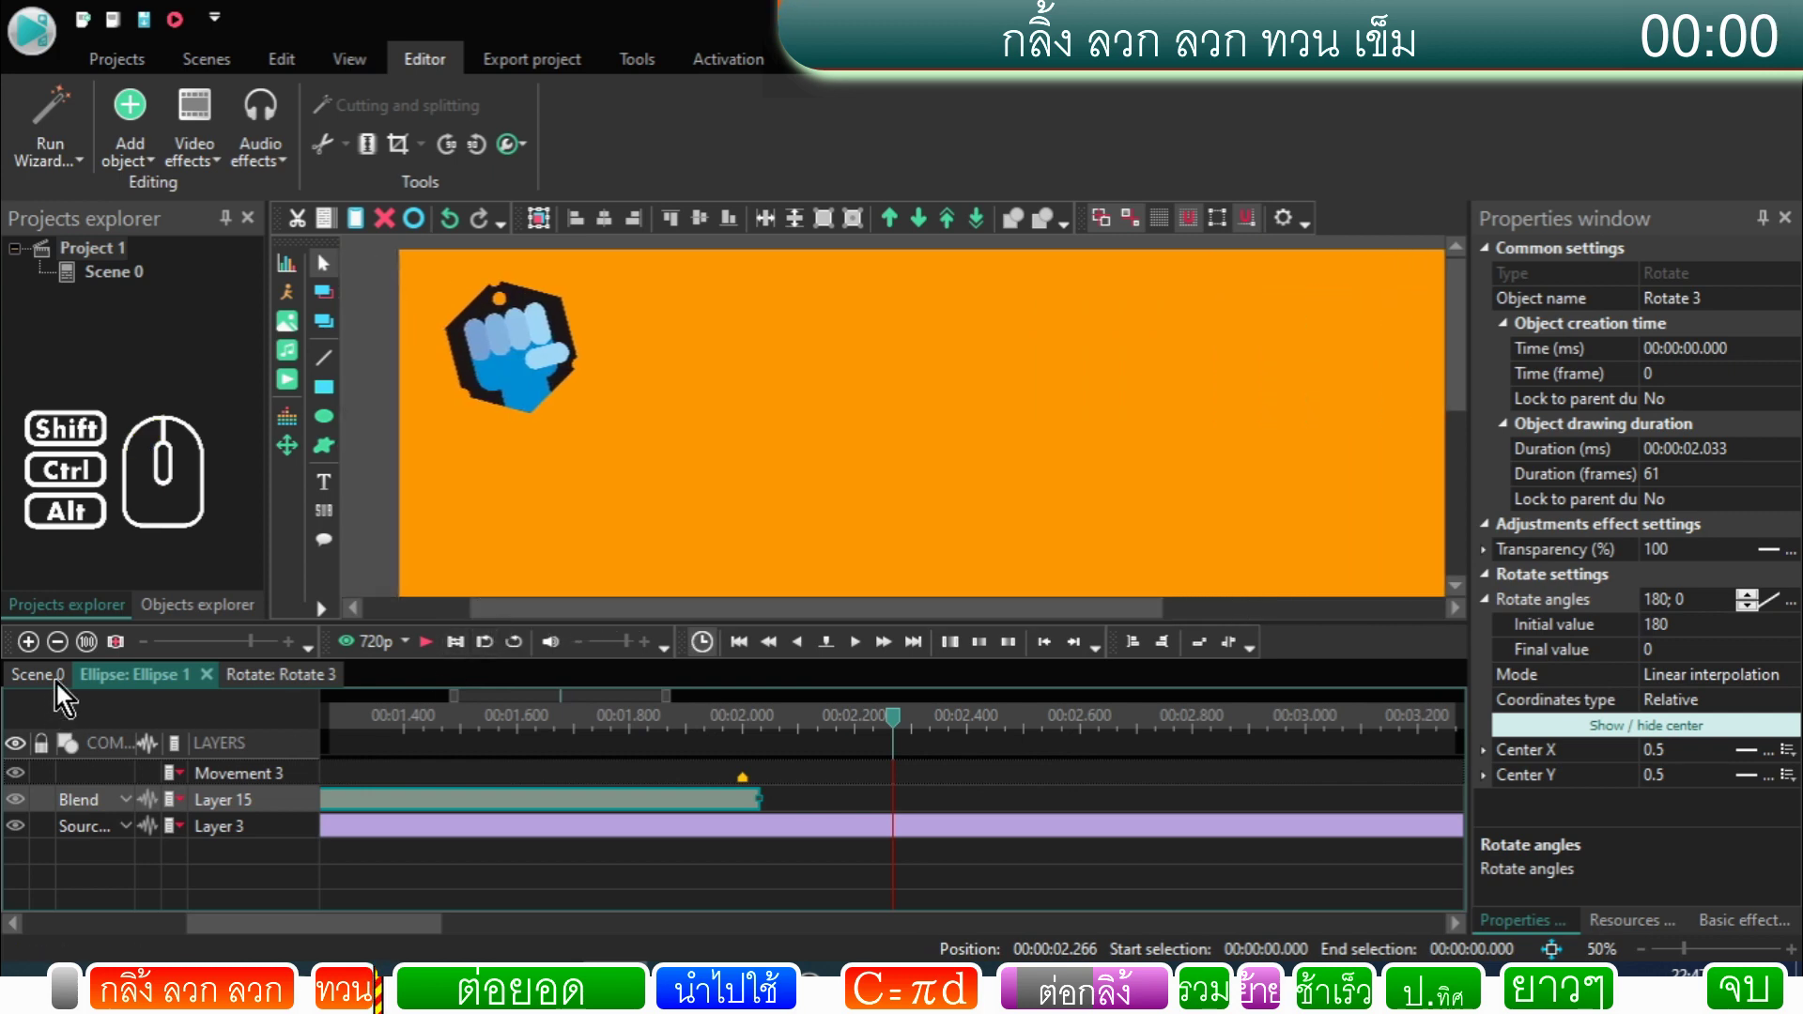
Step: Back in Scene 0, preview briefly and delete the Ellipse 1 rolling-logo object
left_click(60, 689)
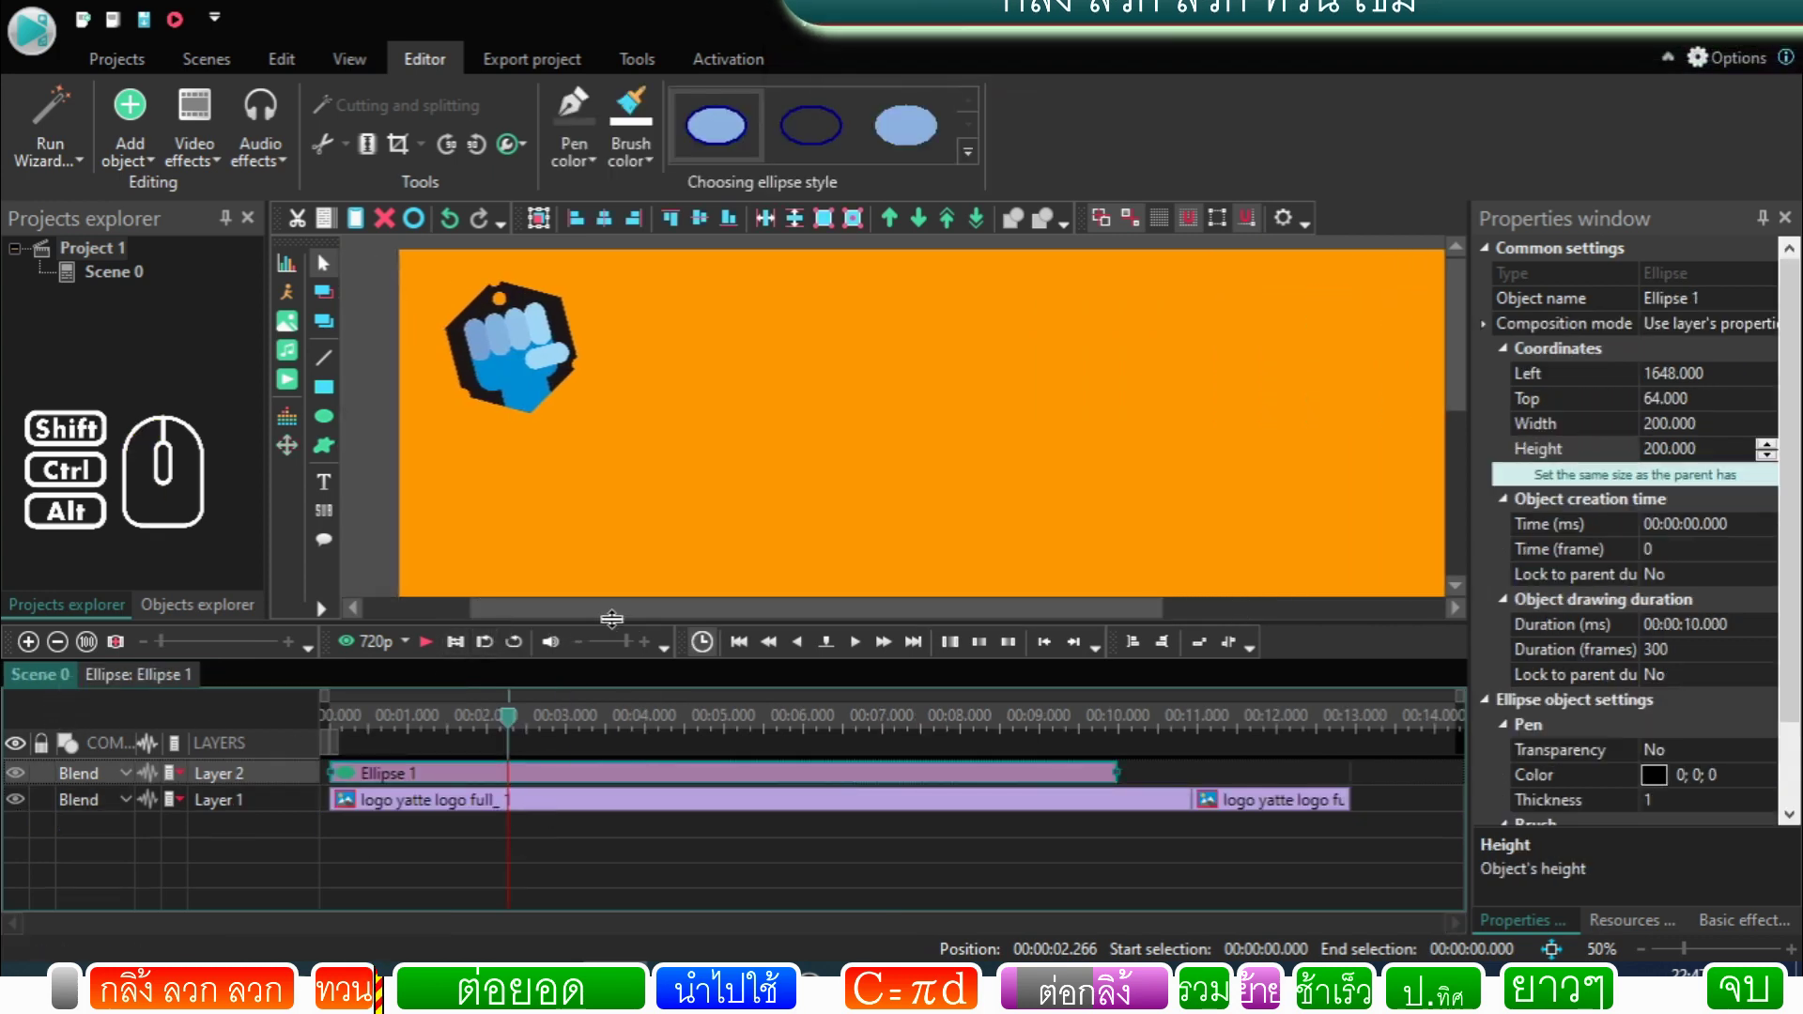
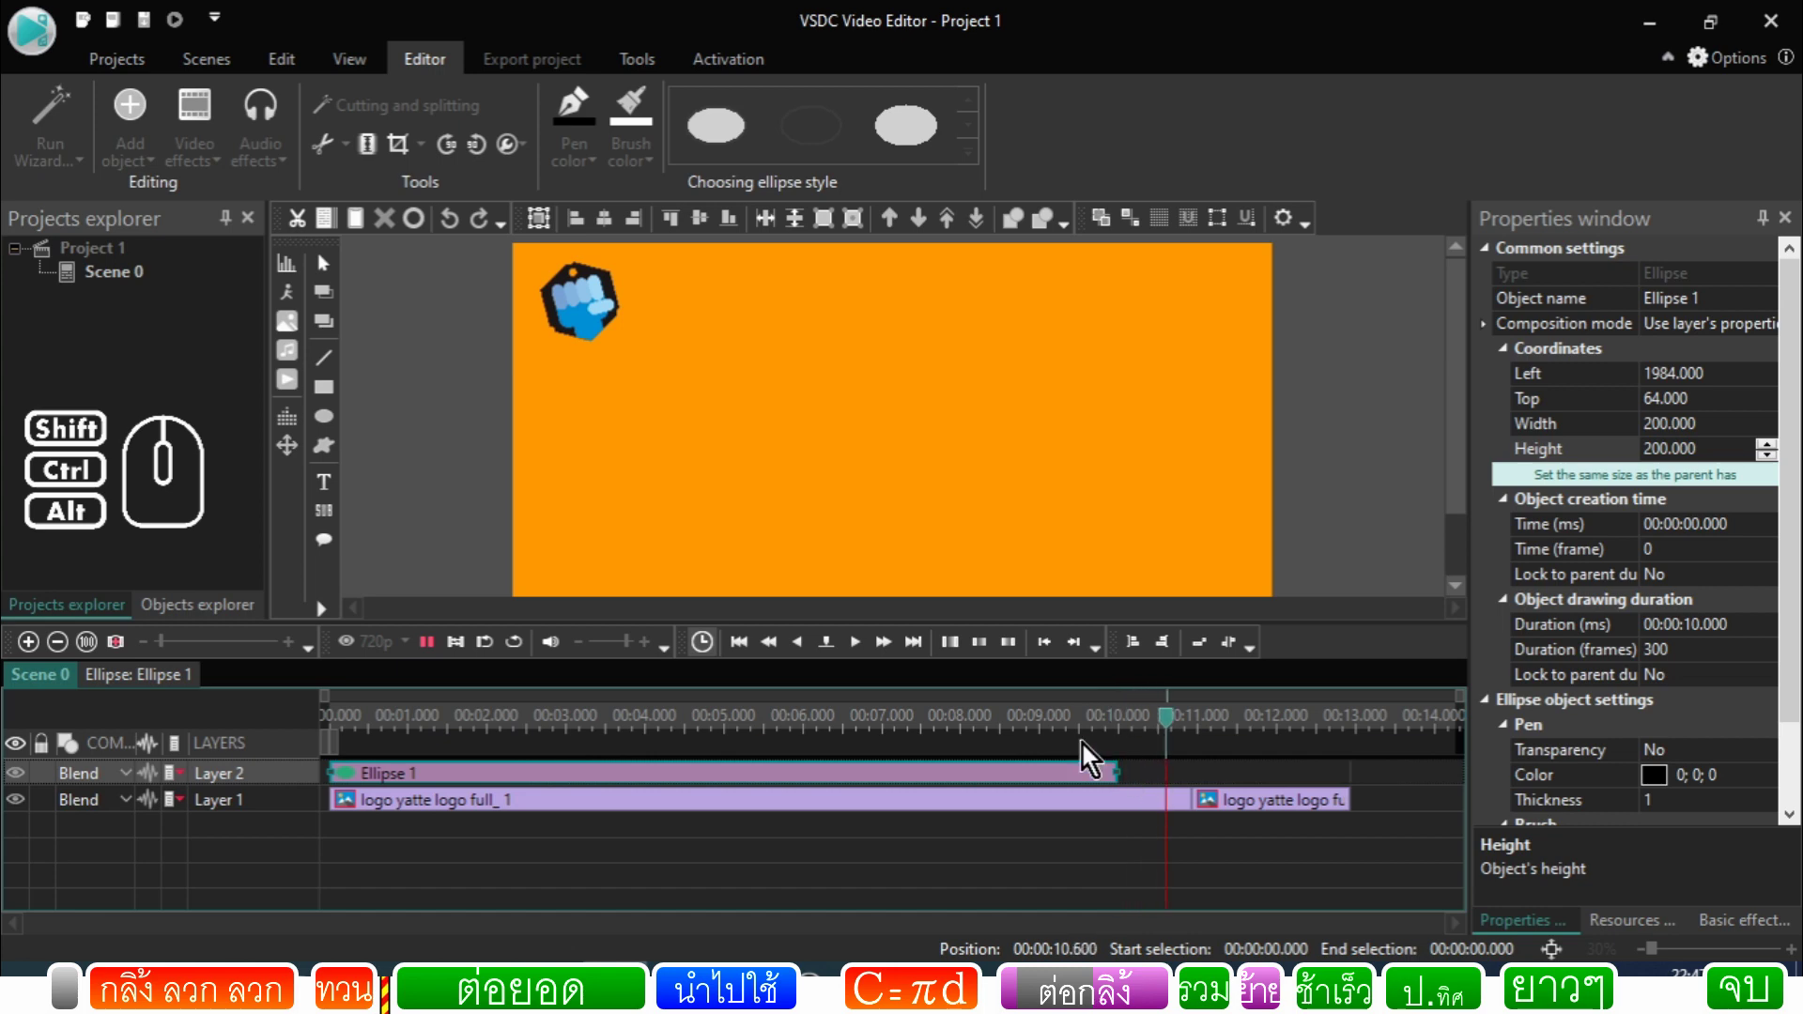
left_click(439, 658)
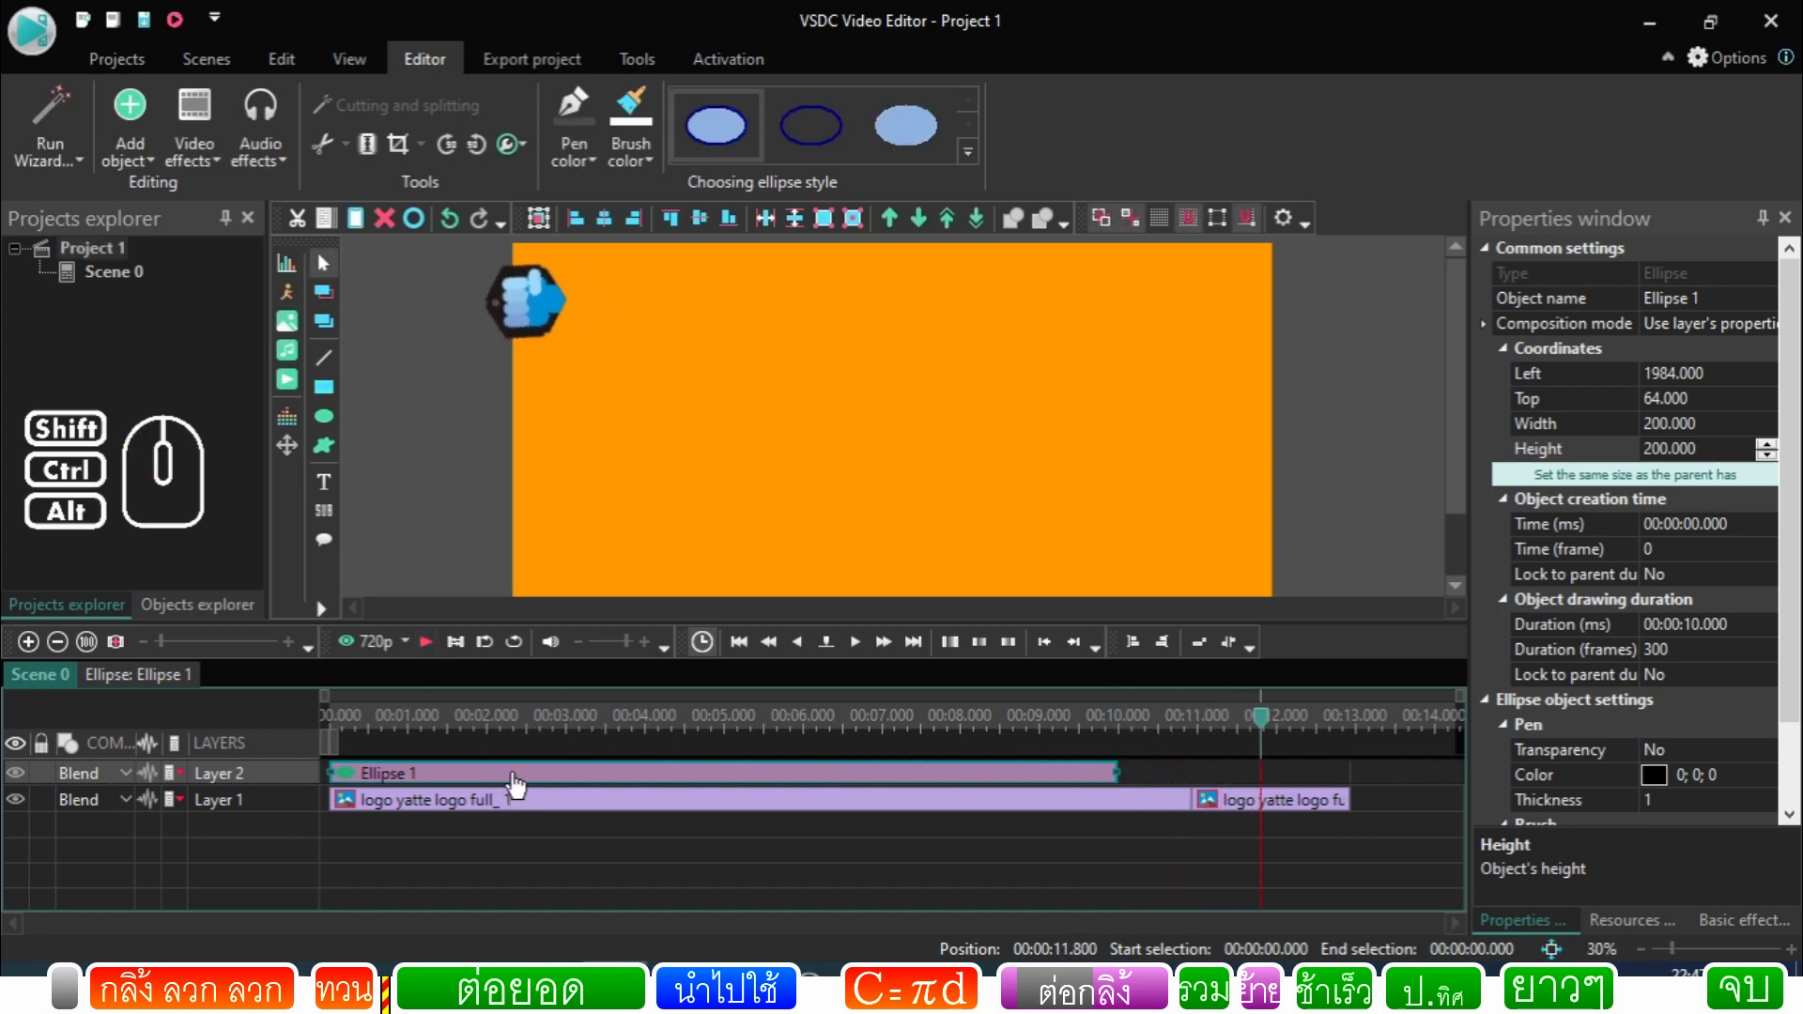
left_click(520, 784)
left_click(529, 734)
left_click(462, 780)
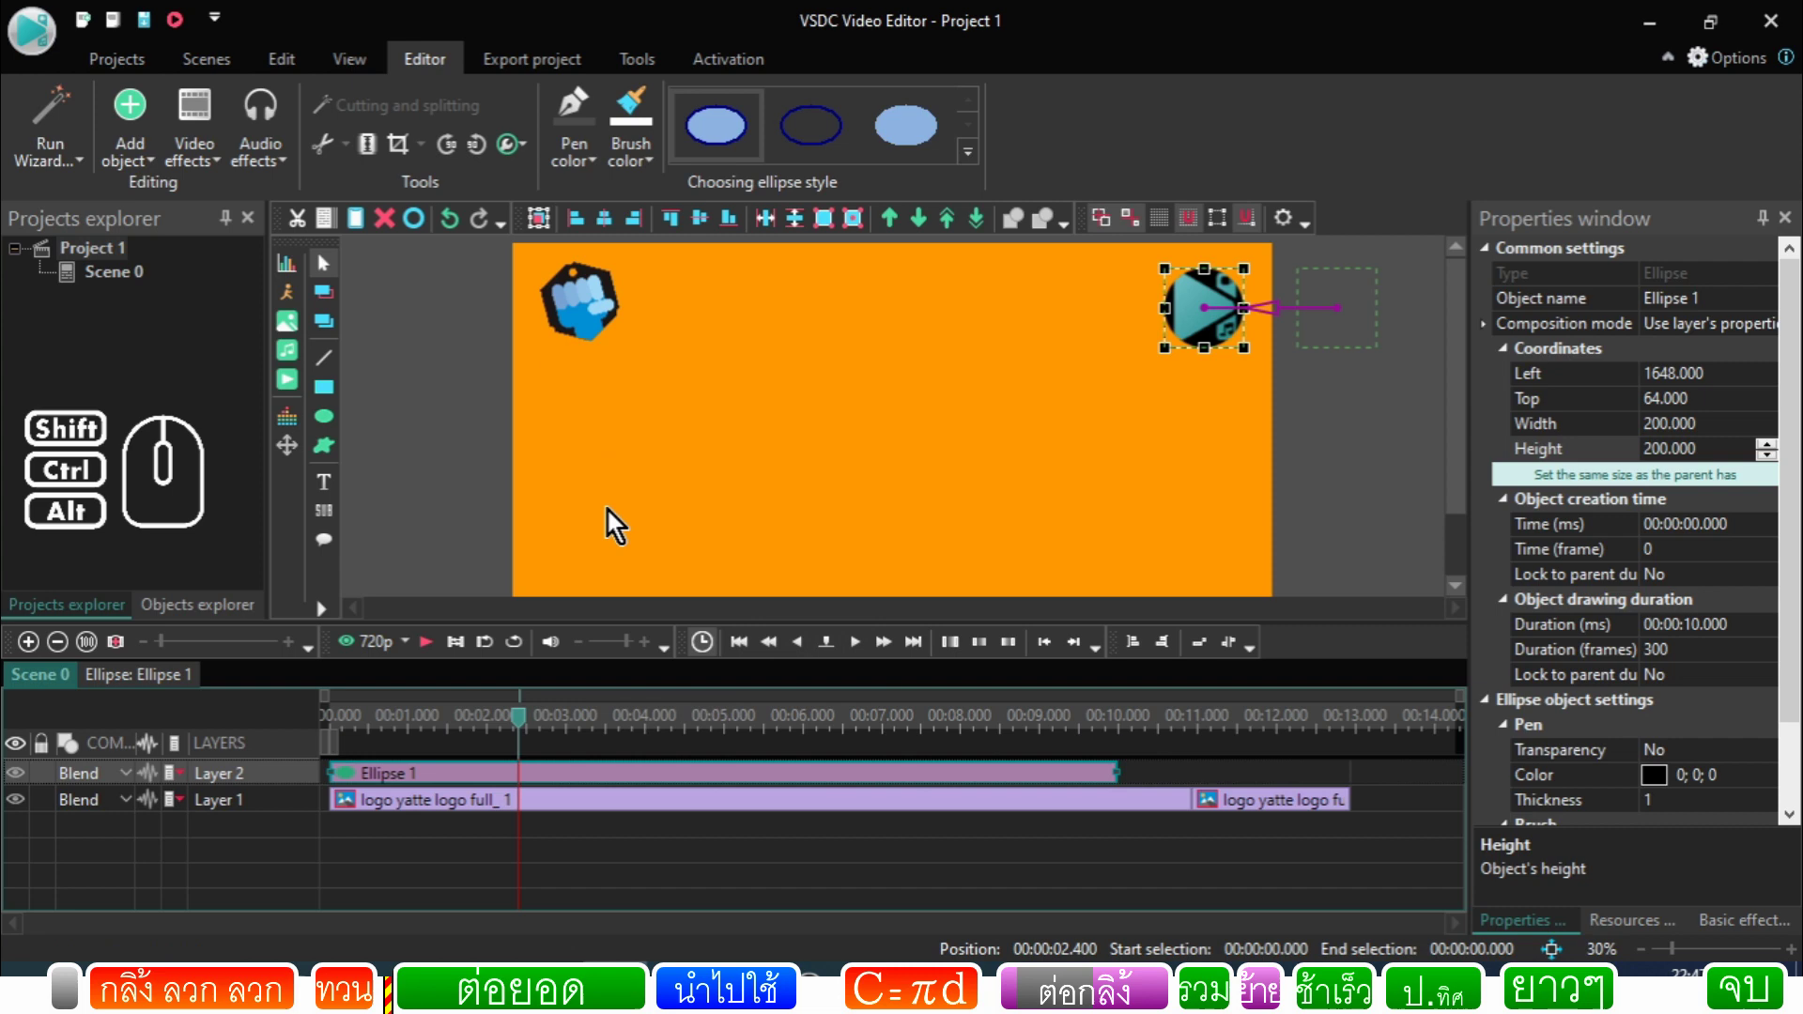
left_click(516, 781)
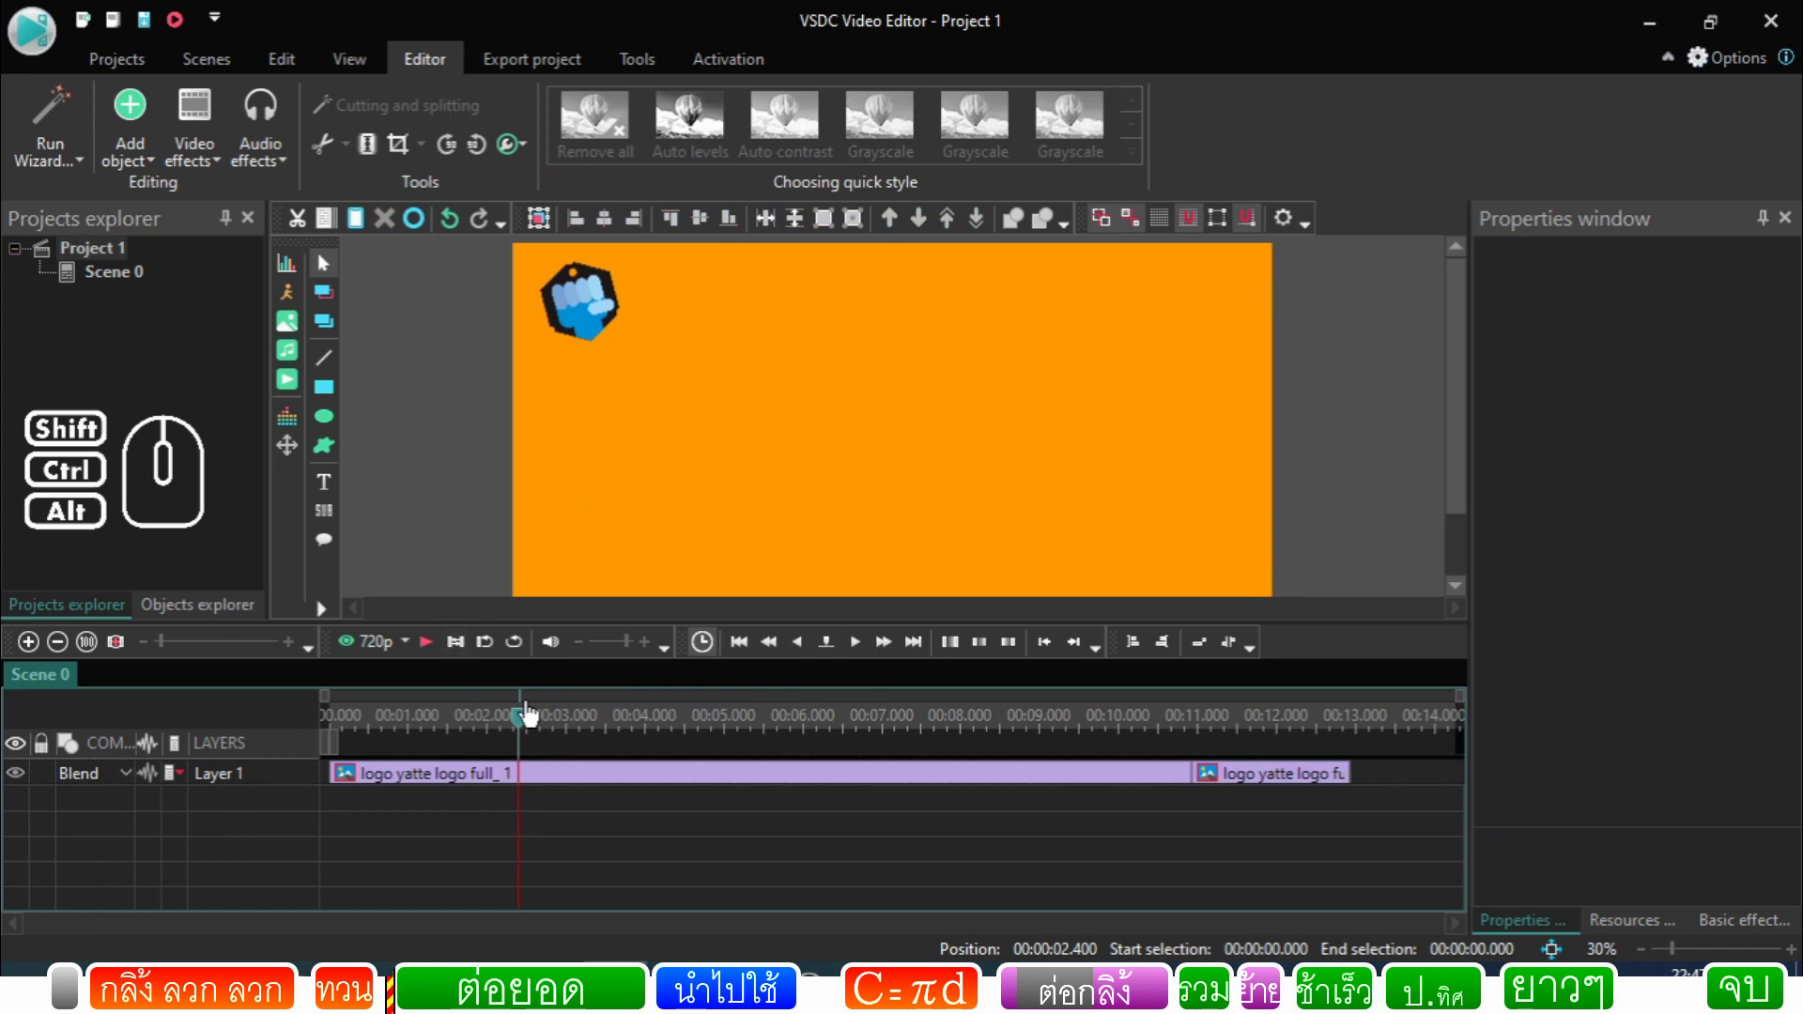
left_click_drag(529, 726, 328, 759)
left_click(437, 656)
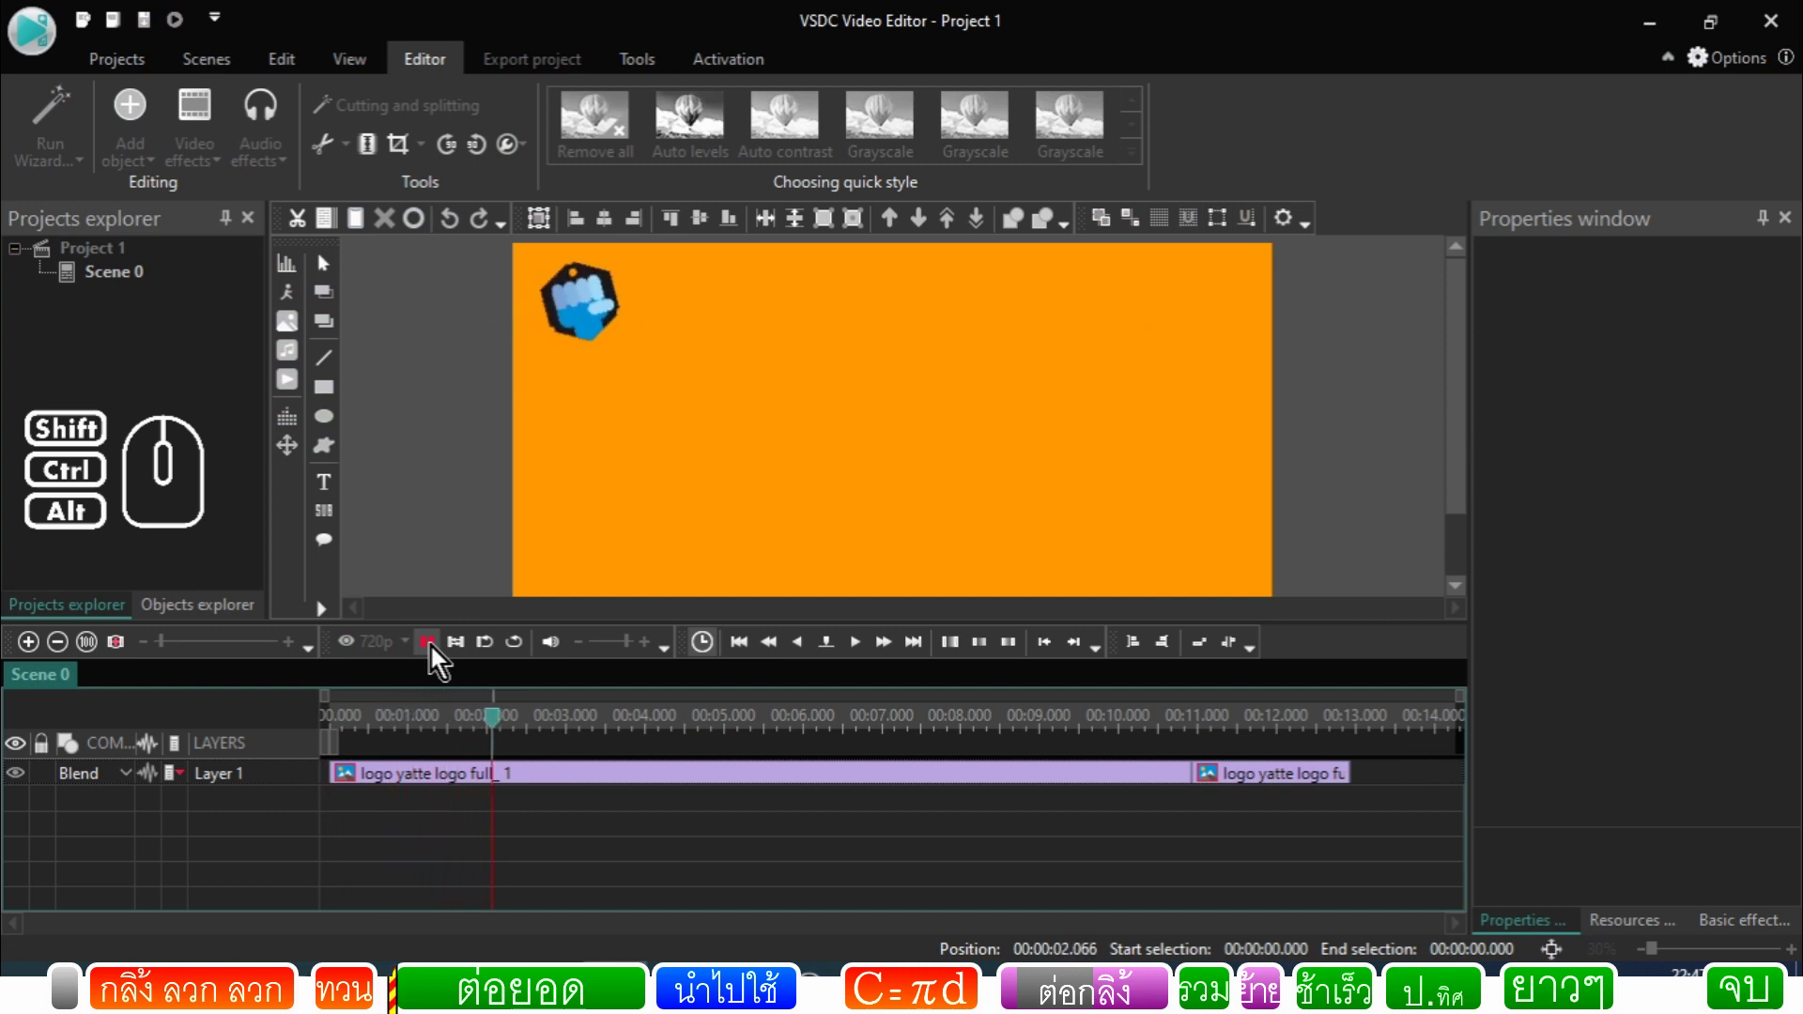
left_click(437, 656)
left_click(432, 723)
left_click_drag(422, 728, 308, 744)
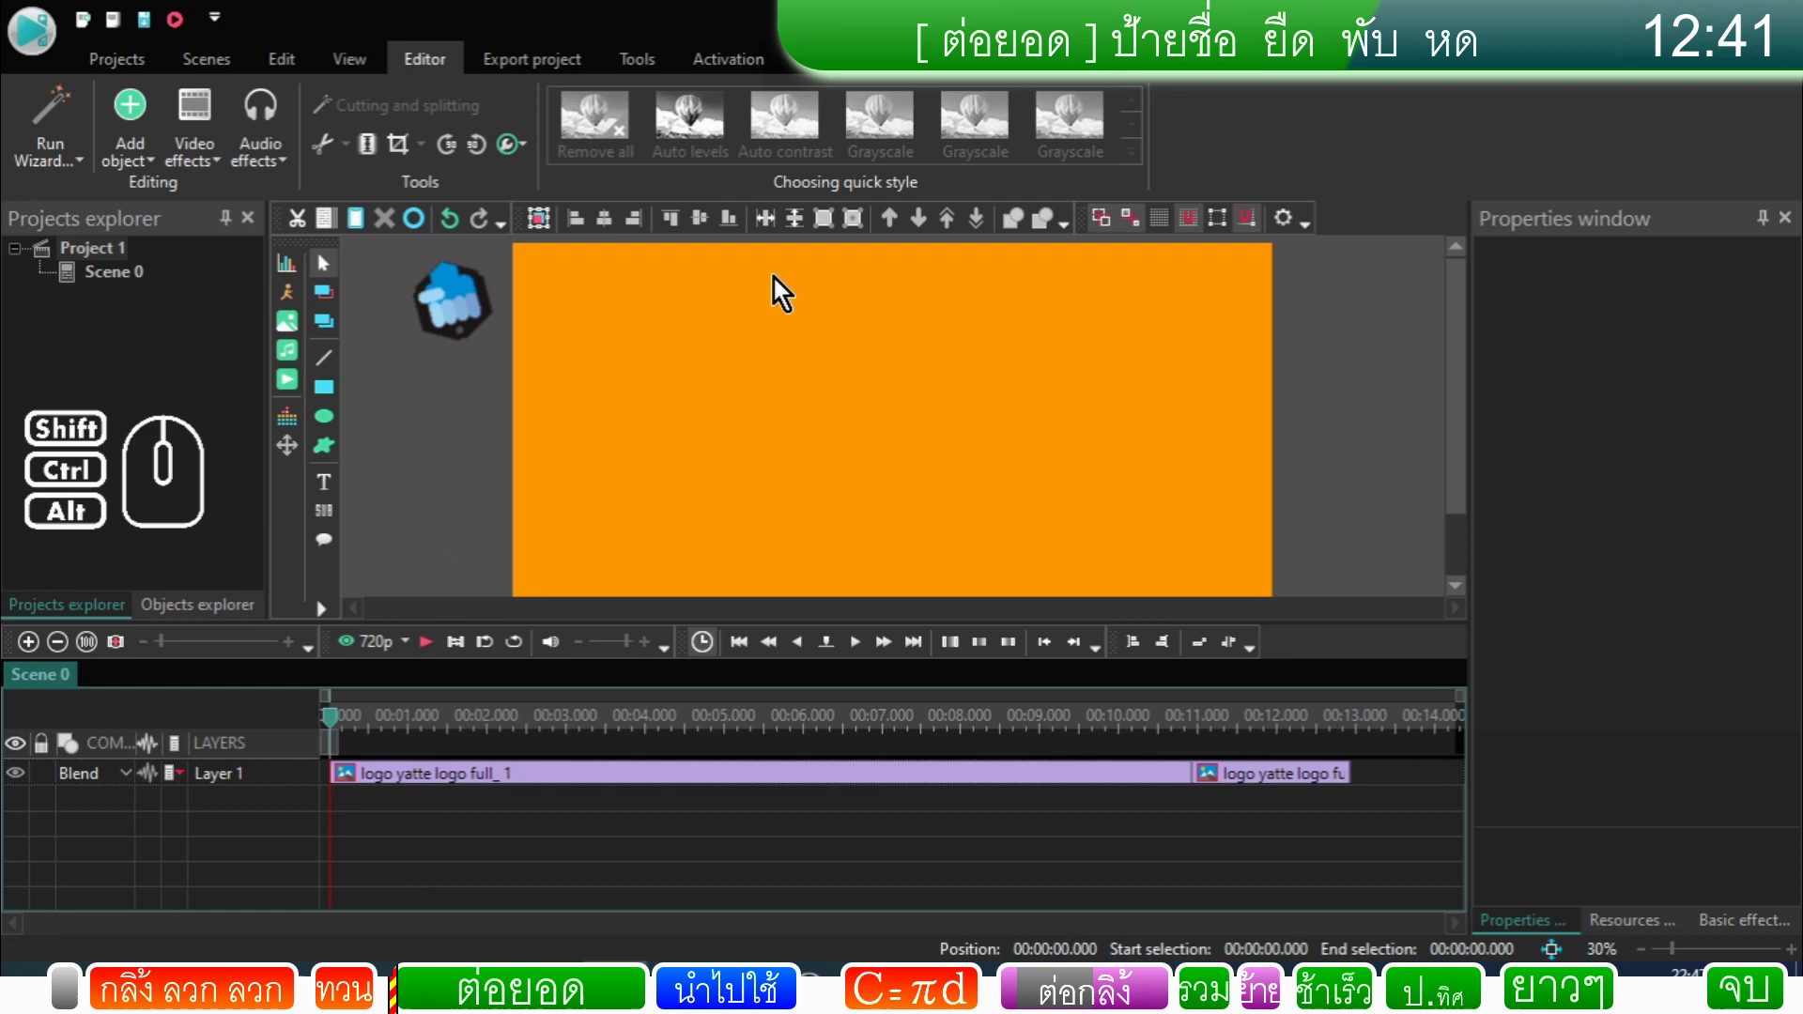
left_click(437, 651)
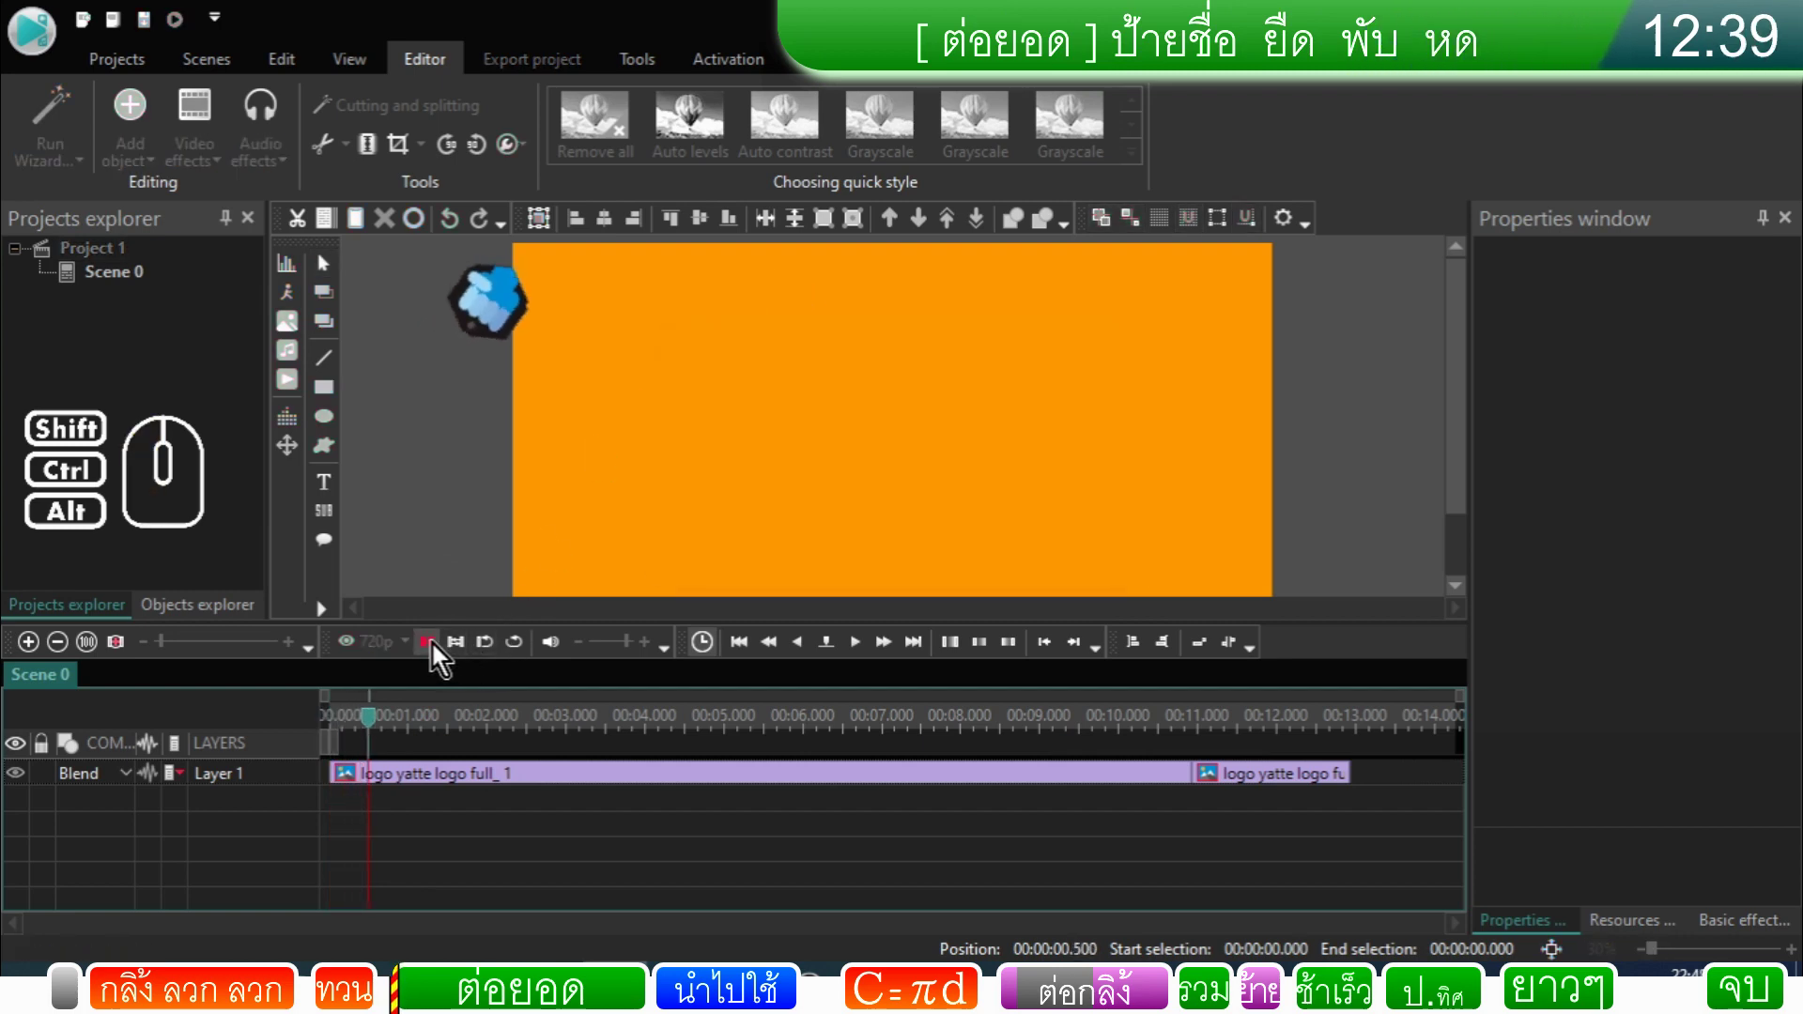
left_click(436, 651)
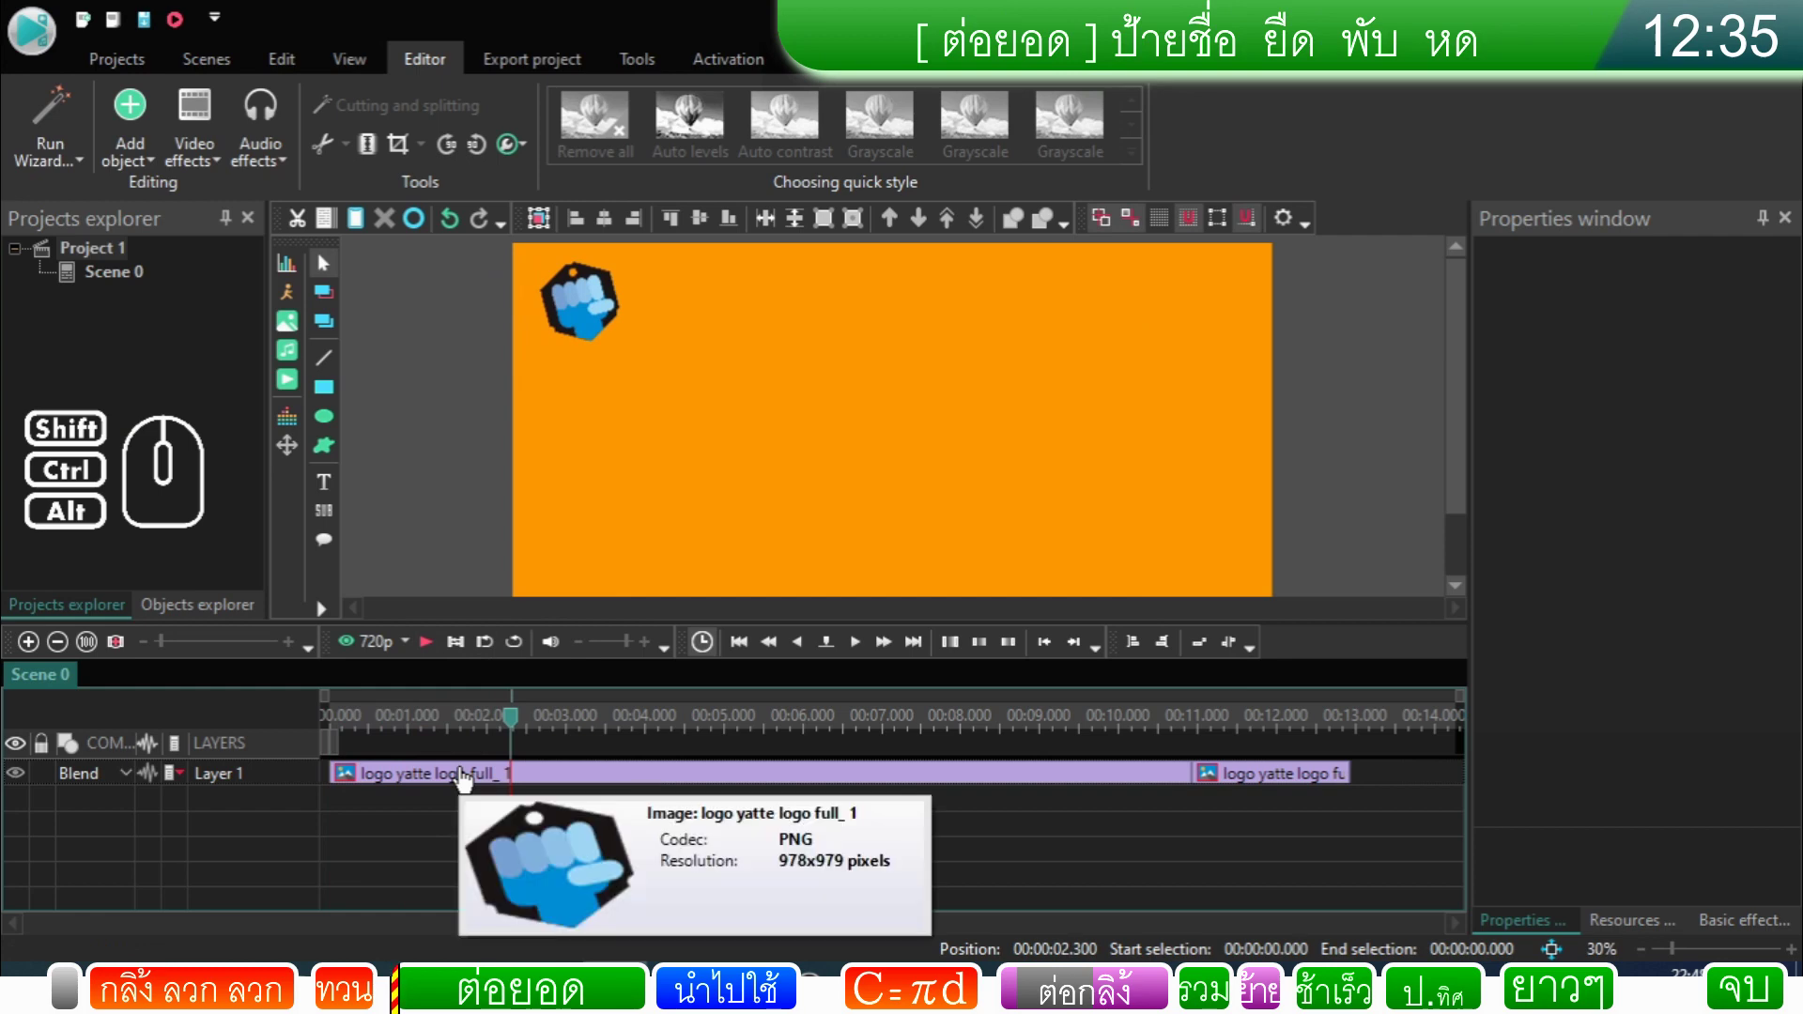
left_click(484, 737)
left_click(477, 737)
left_click(457, 738)
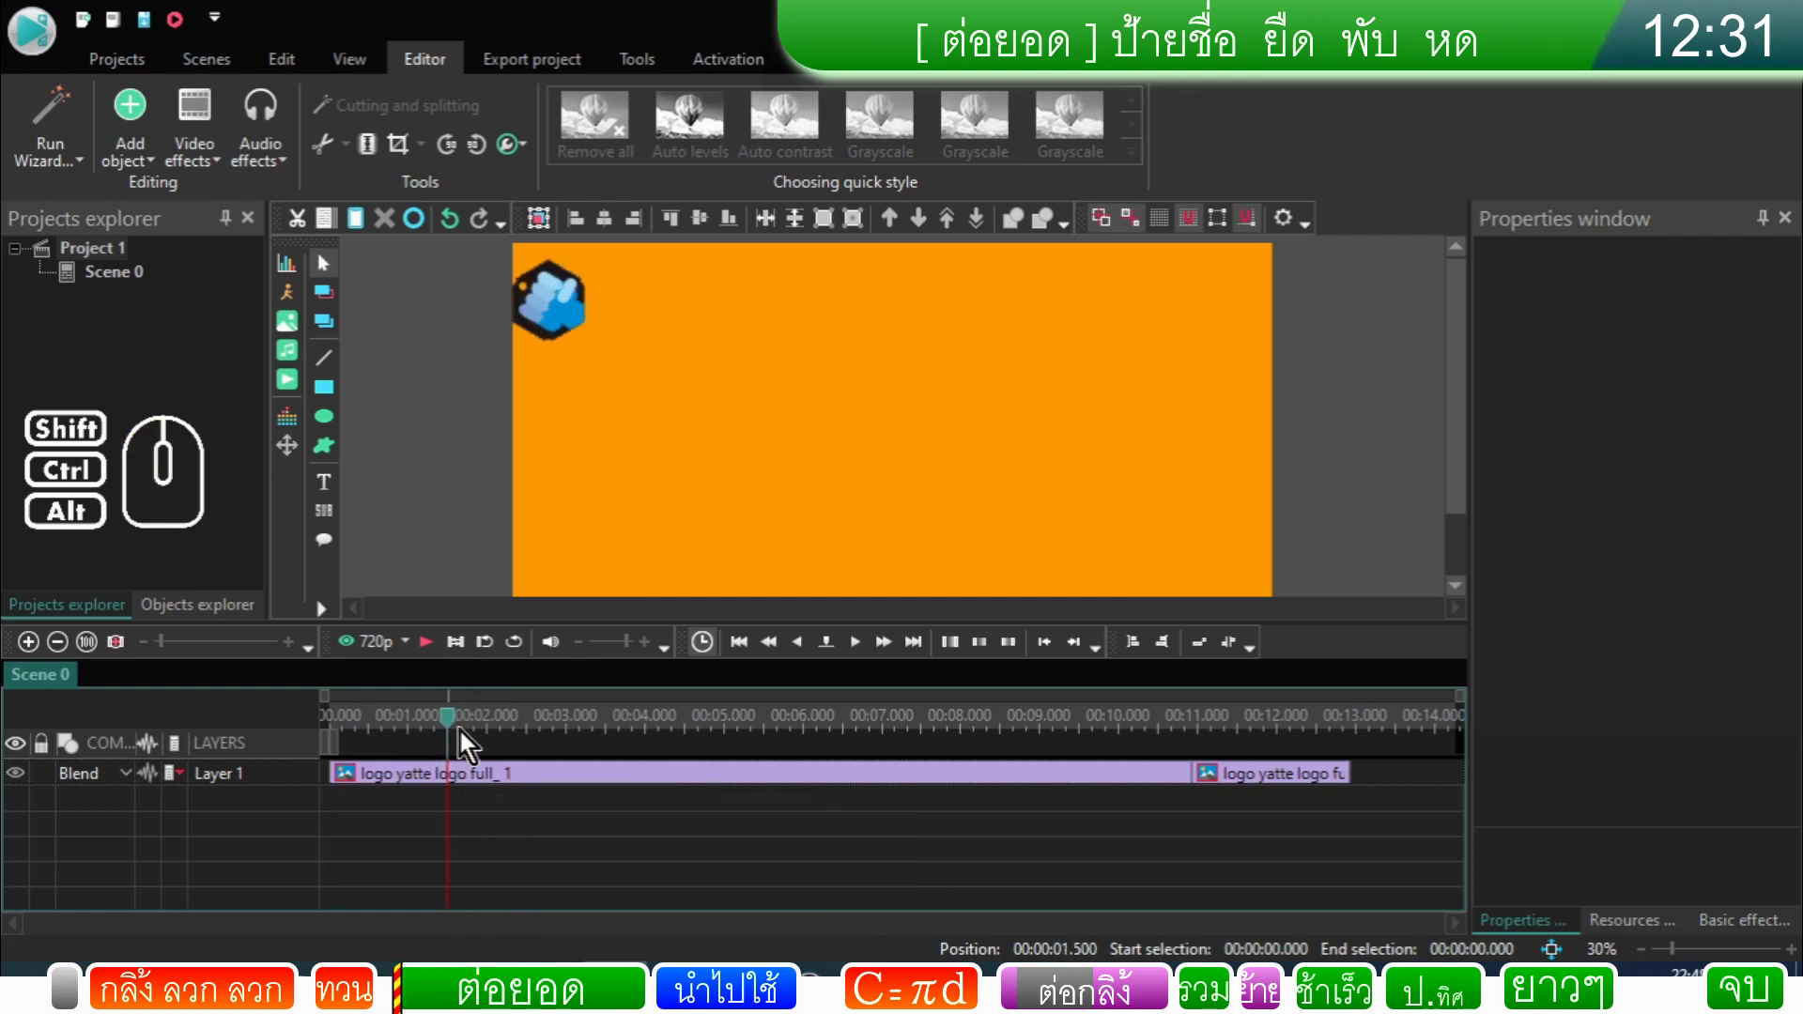
left_click_drag(452, 733, 318, 754)
left_click(888, 660)
left_click(889, 660)
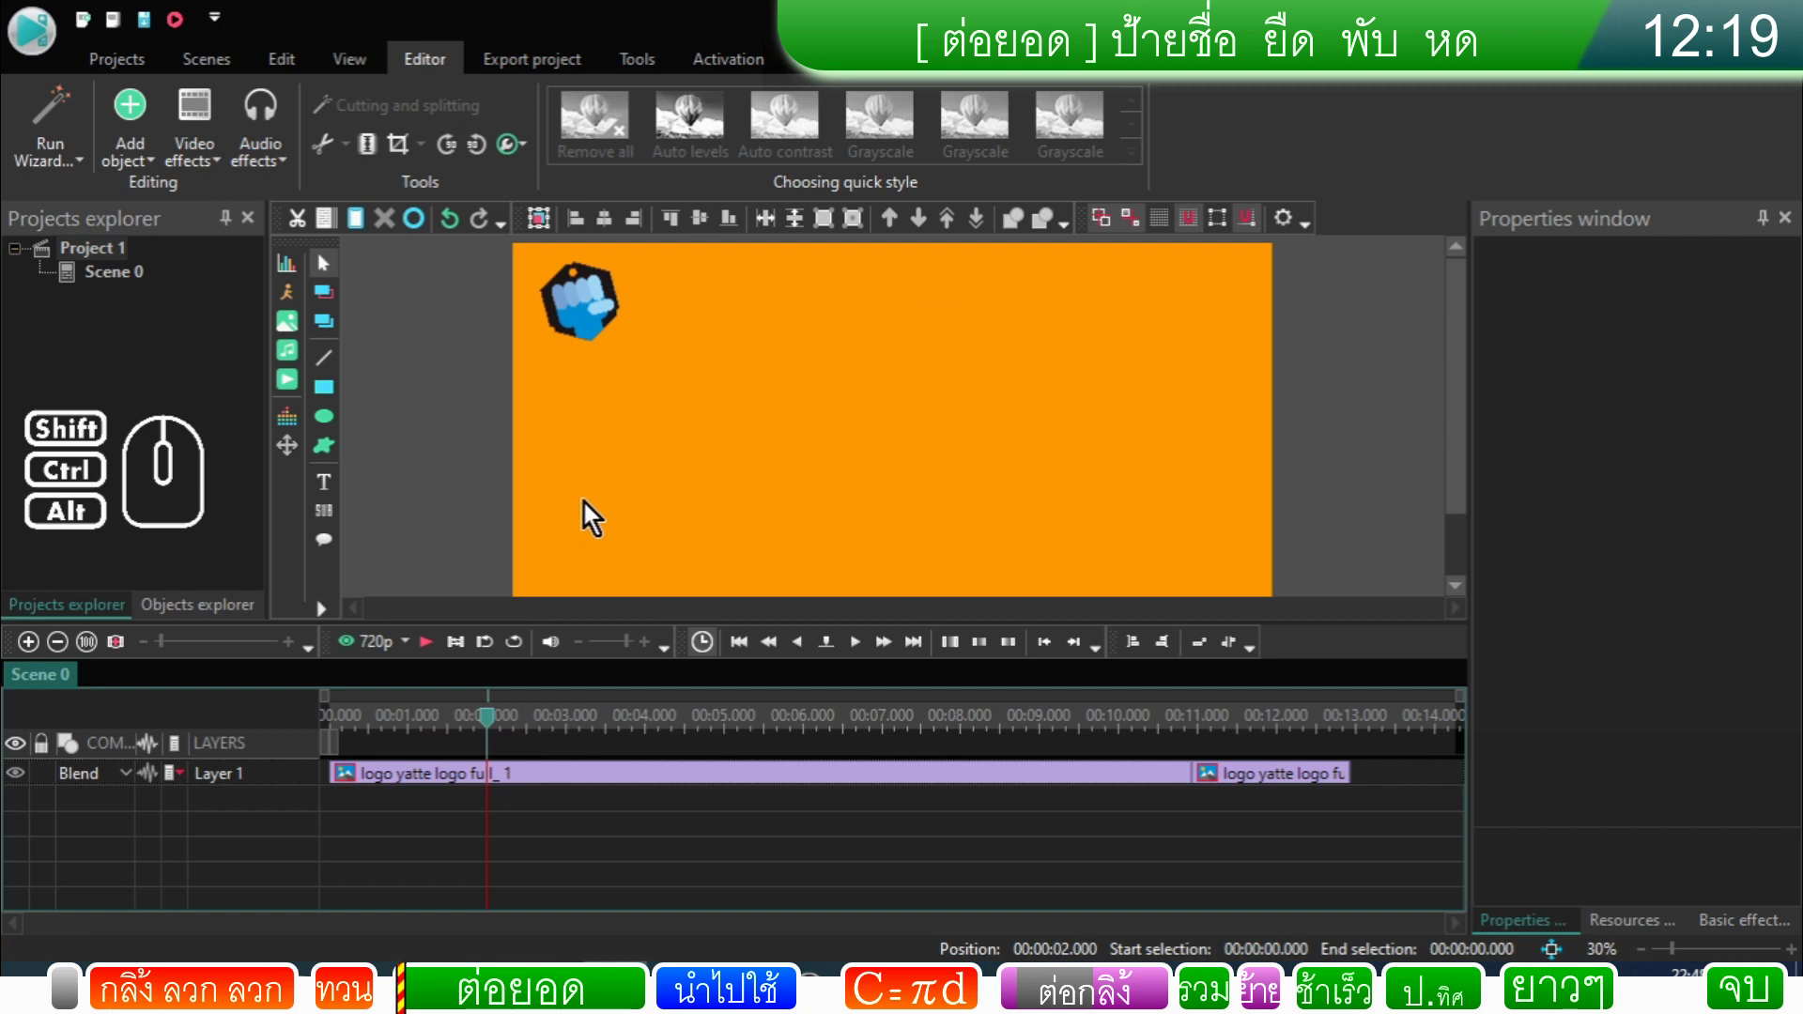
left_click(430, 786)
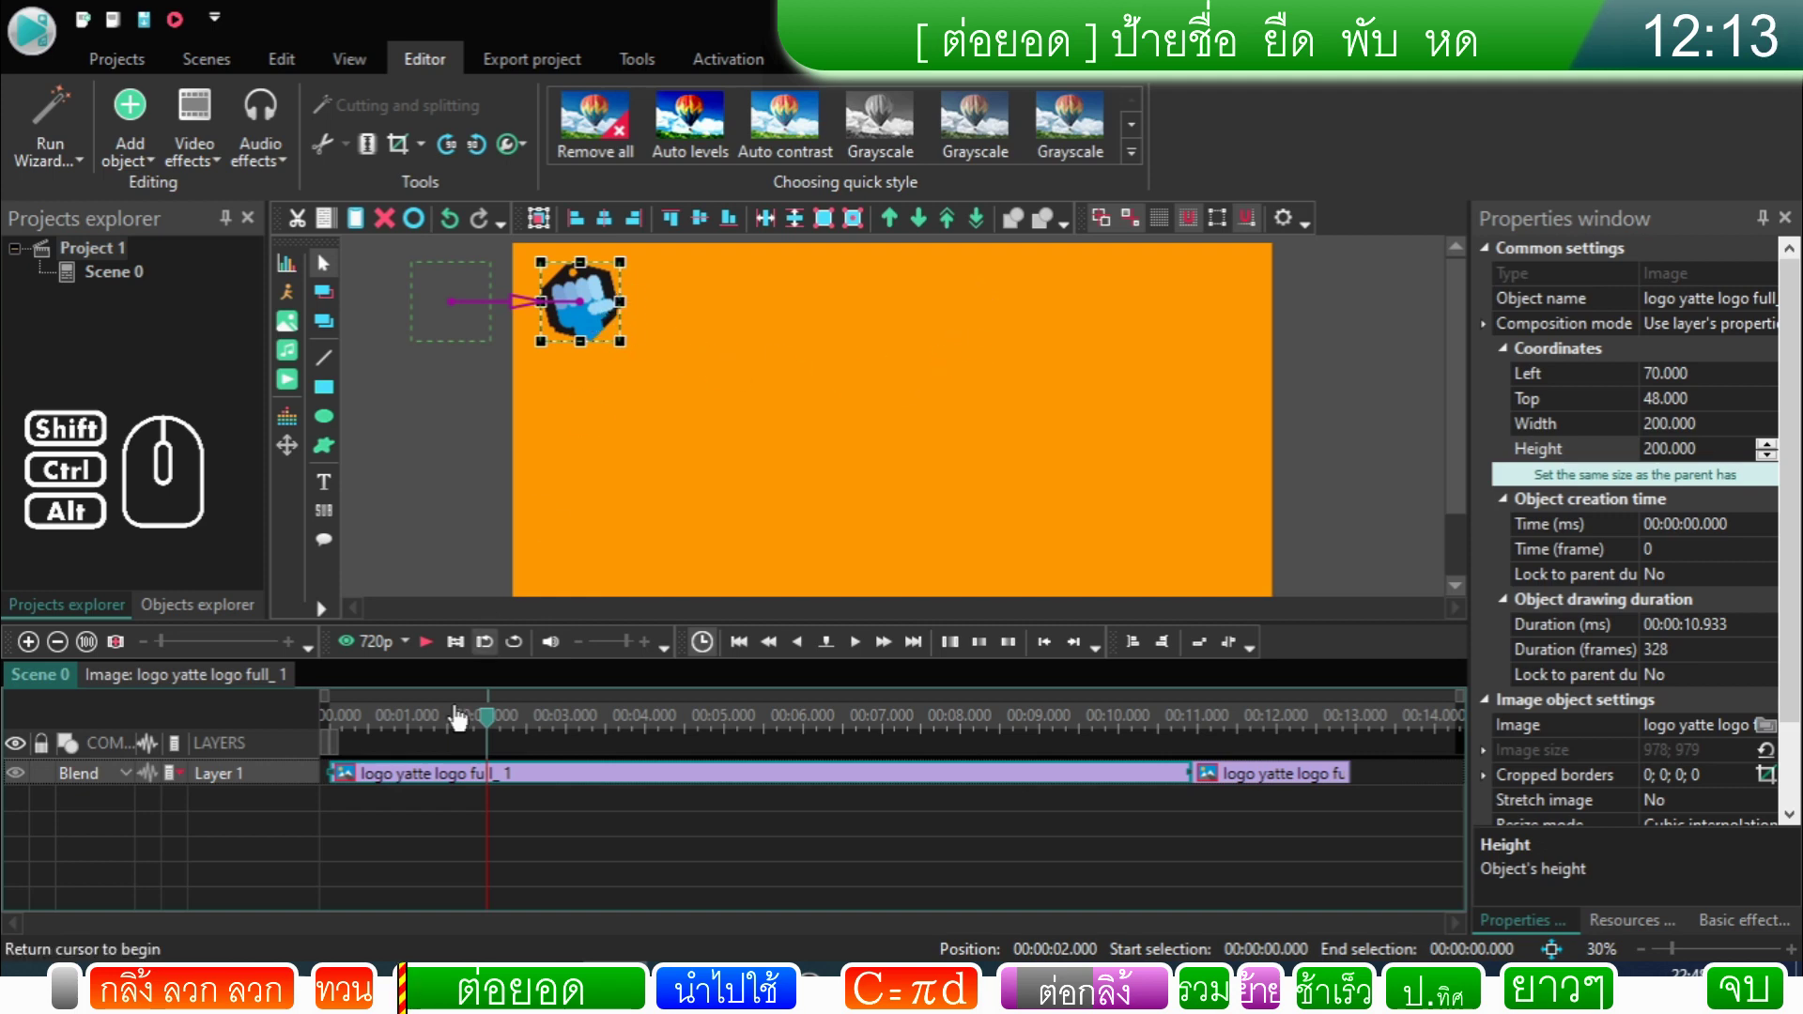
left_click(440, 821)
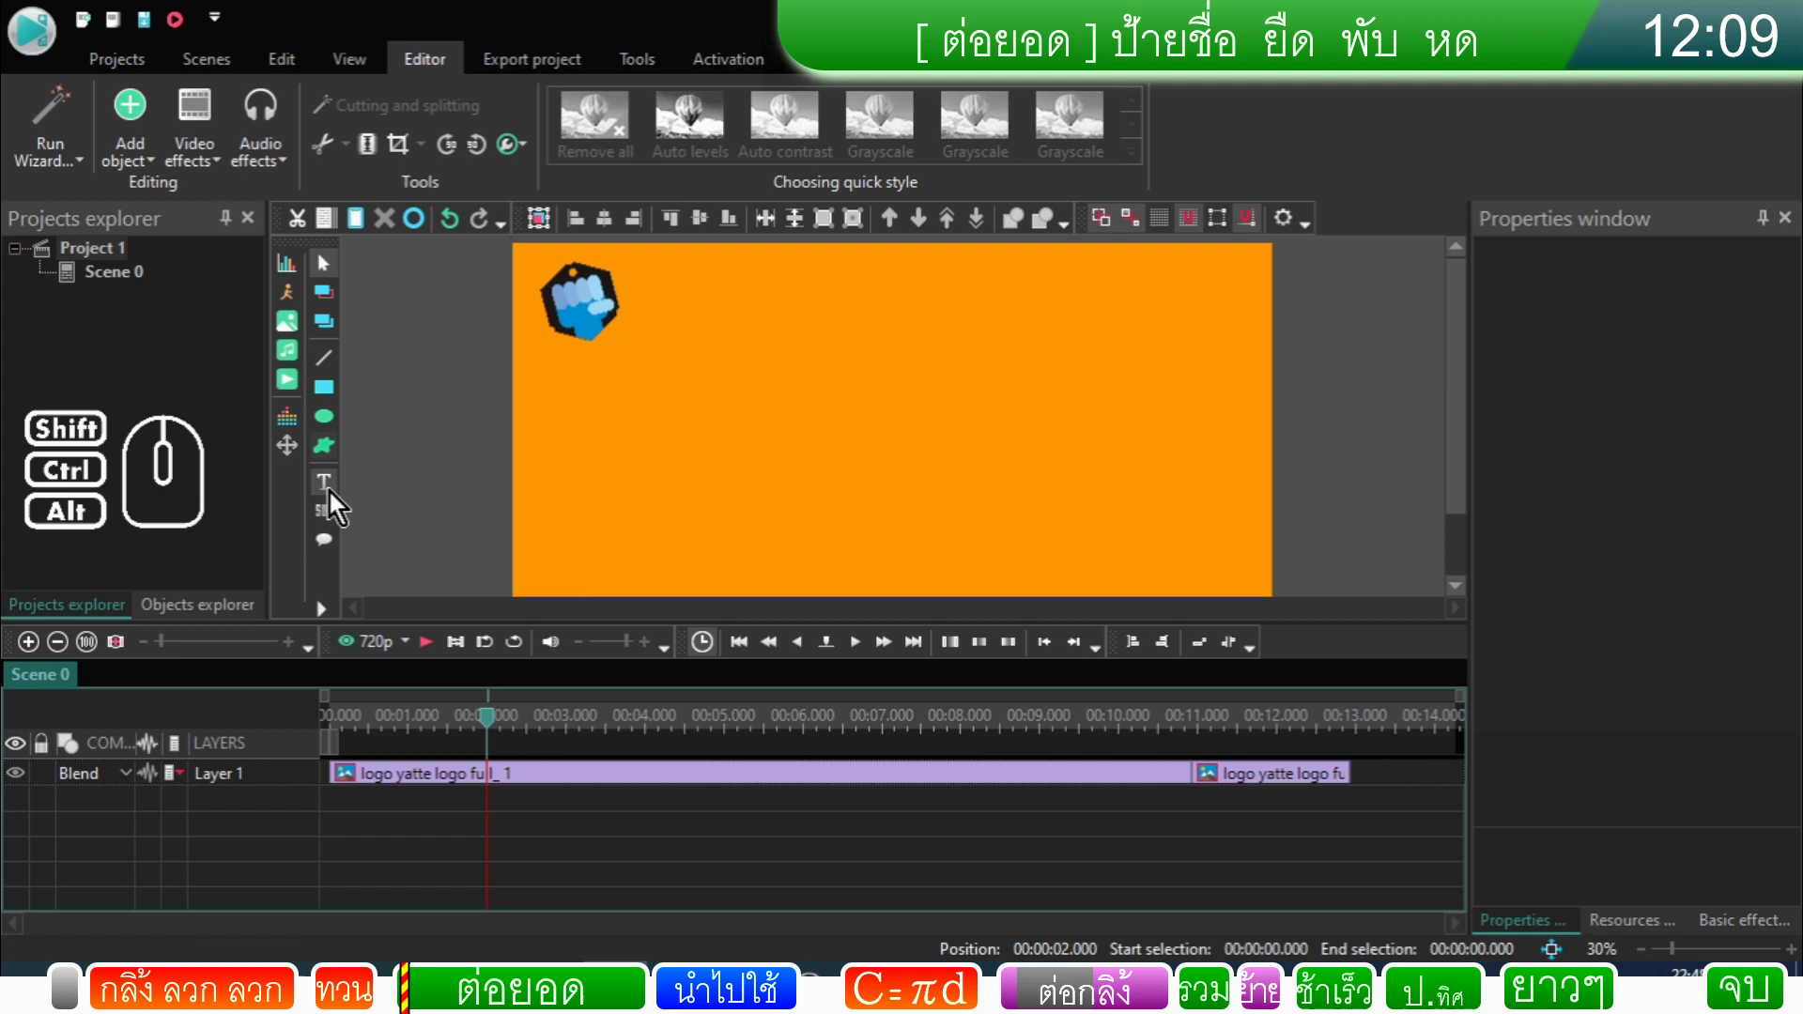
Step: Add a new Text object starting at the 2-second playhead position
left_click(334, 496)
left_click(412, 500)
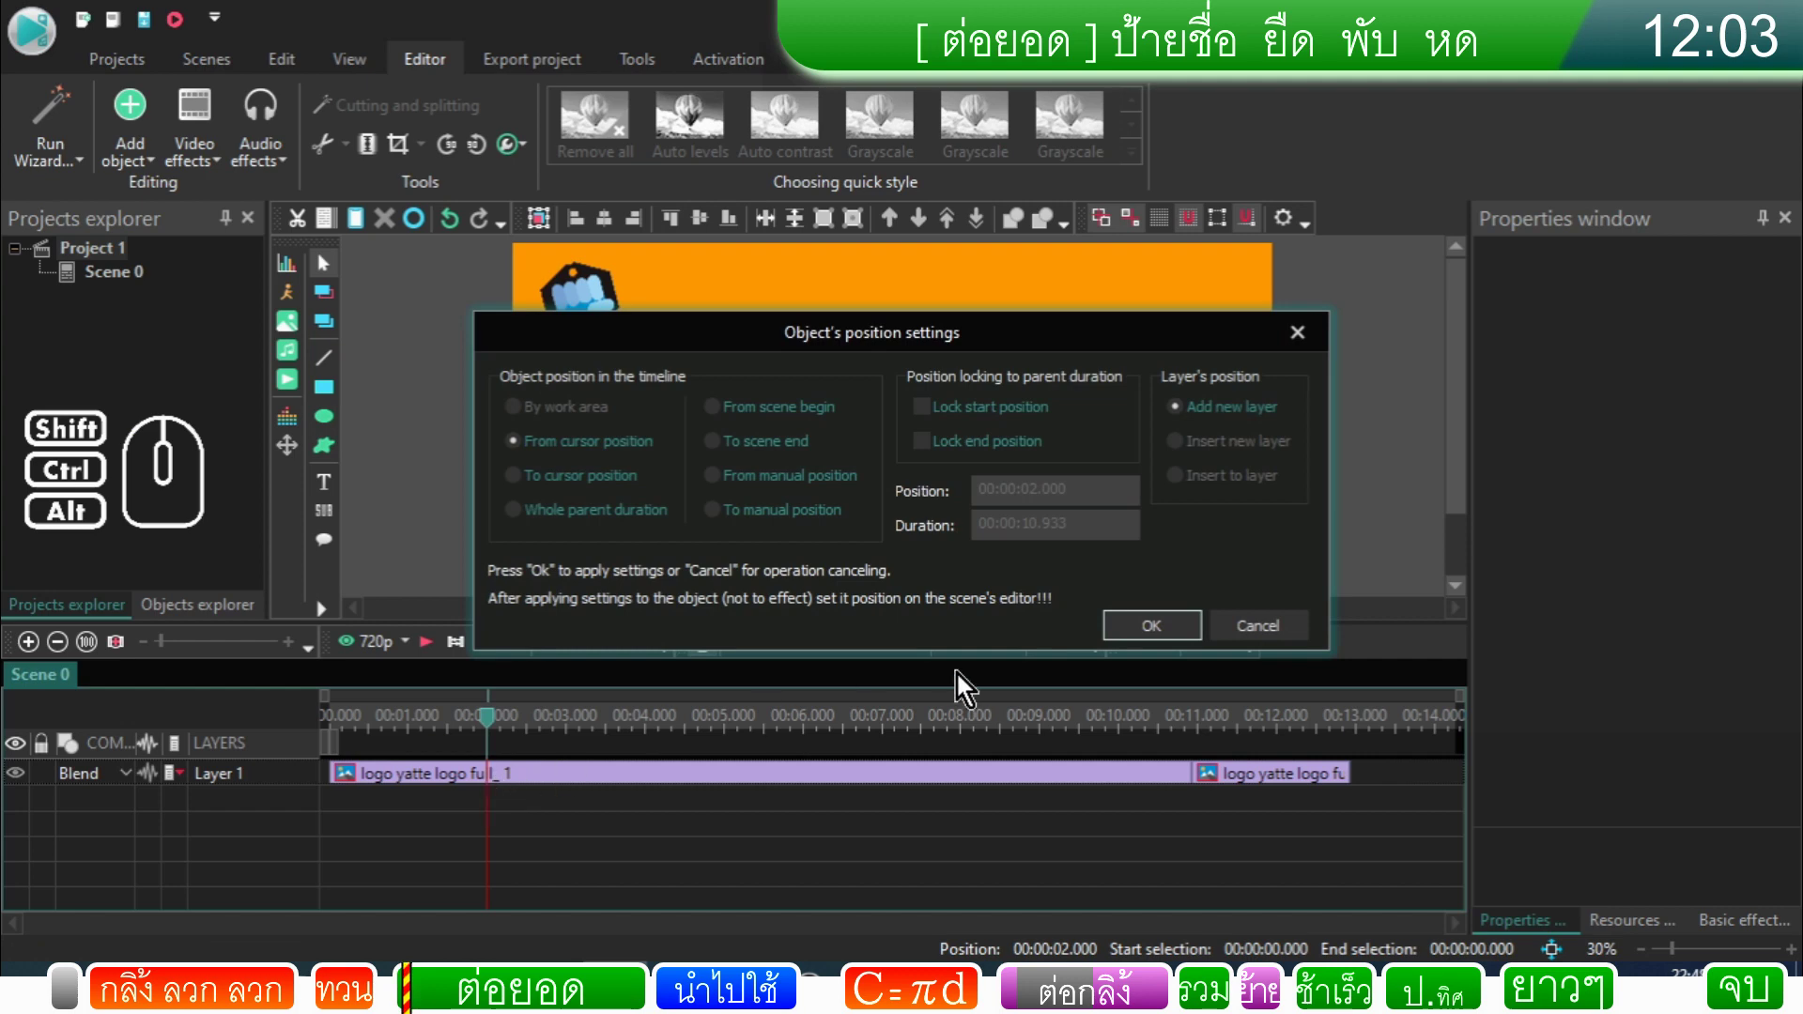
left_click(1143, 644)
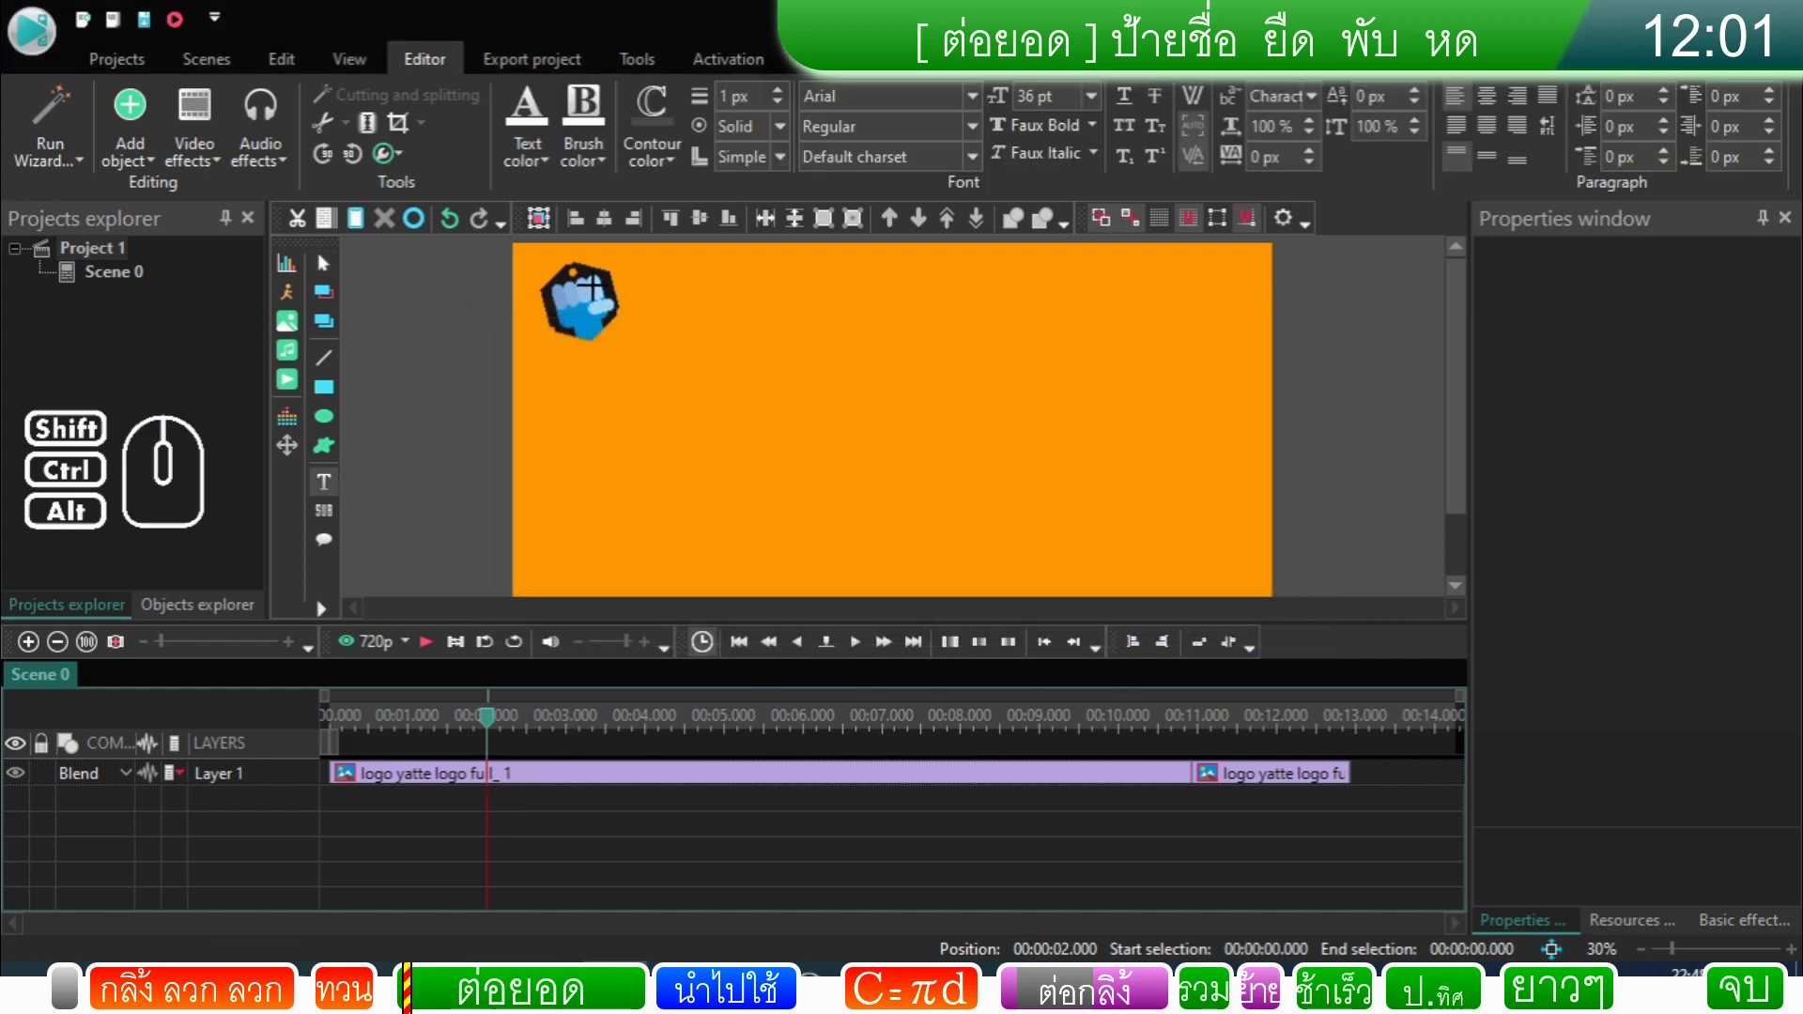
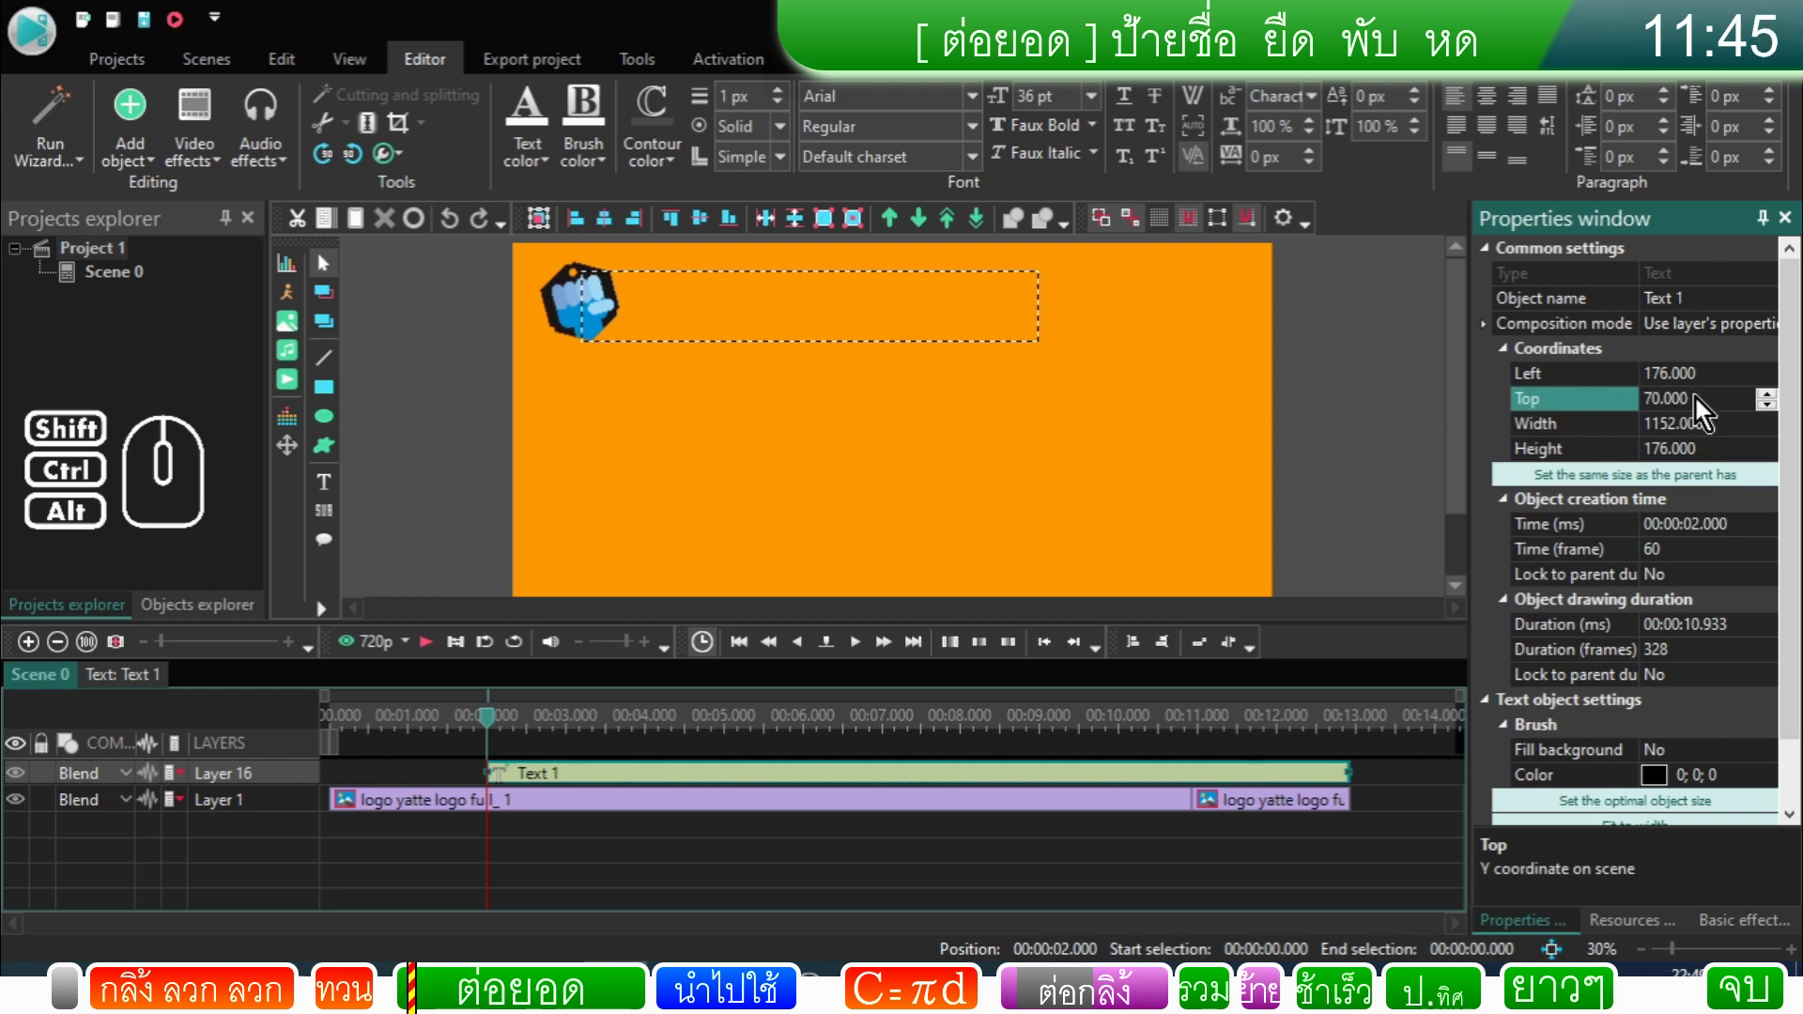
Step: Size the text box to Top 60, Height 150 beside the logo and set font size 96 pt
left_click_drag(1705, 406, 1598, 408)
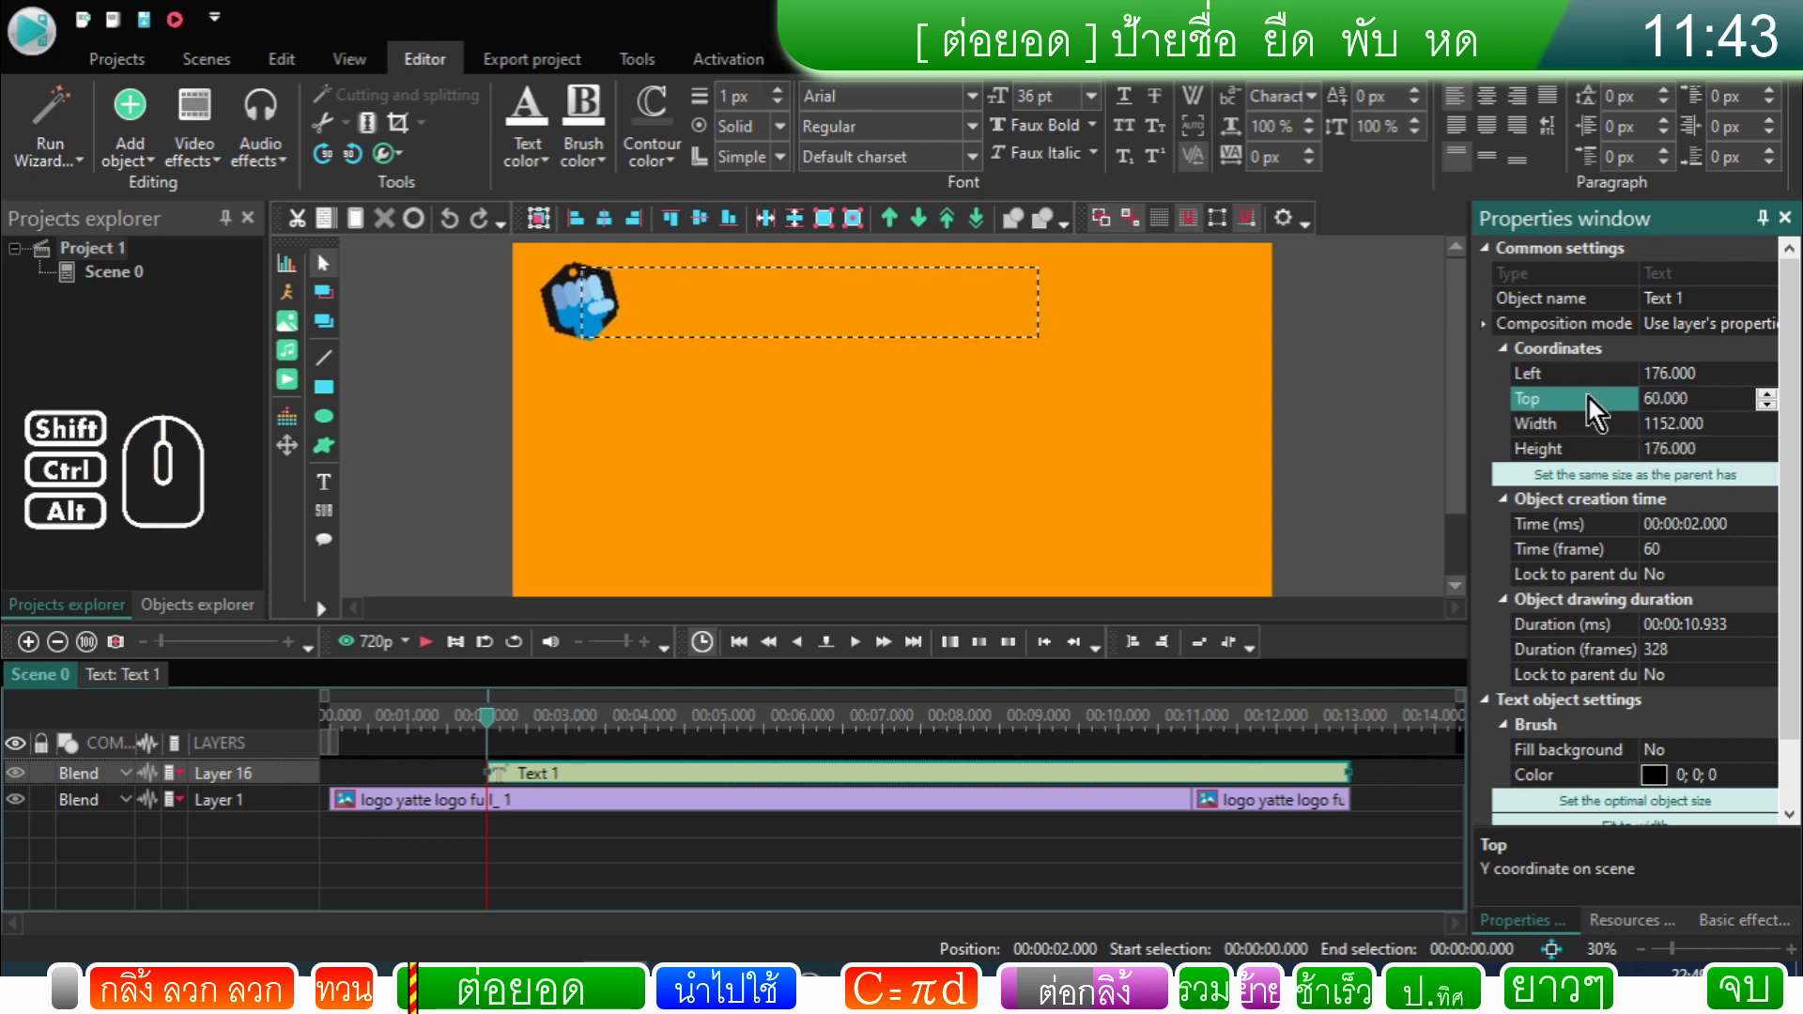
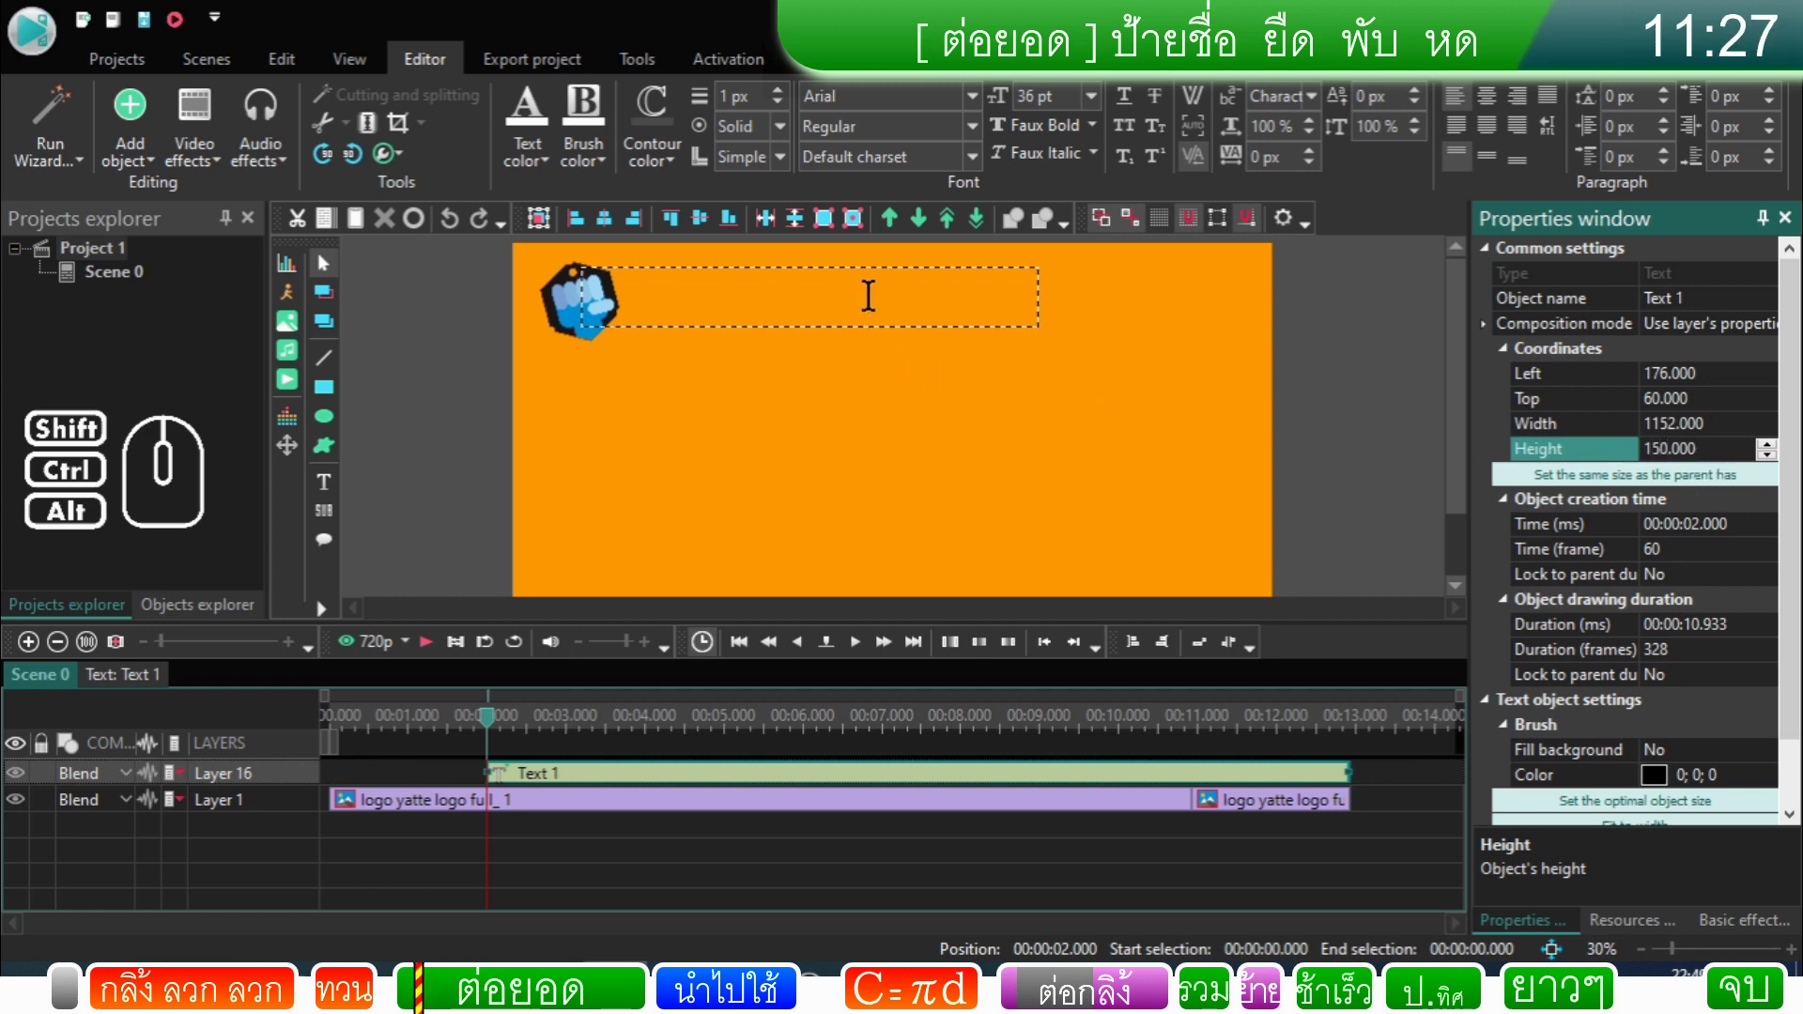
left_click(1101, 114)
left_click(1045, 490)
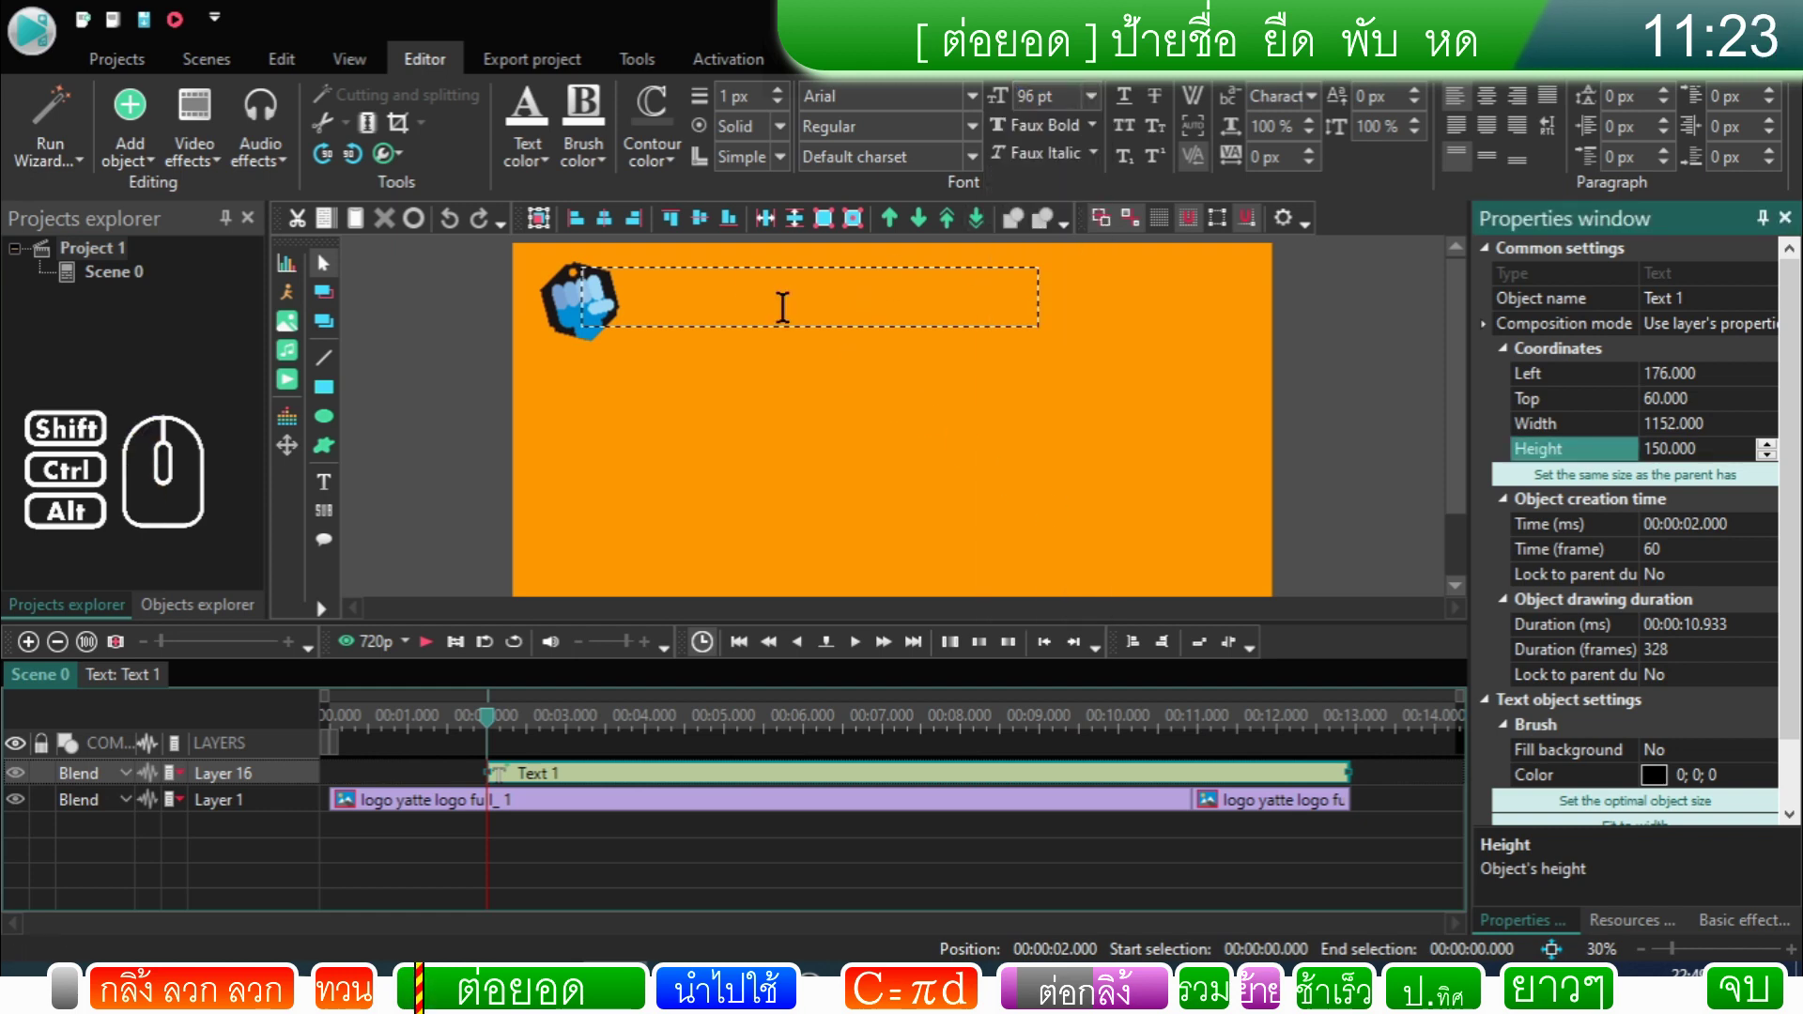
Step: Switch the font to CordiaUPC and enter 'อย่าลืม กด Subscribe ด้วยนะ'
left_click(989, 113)
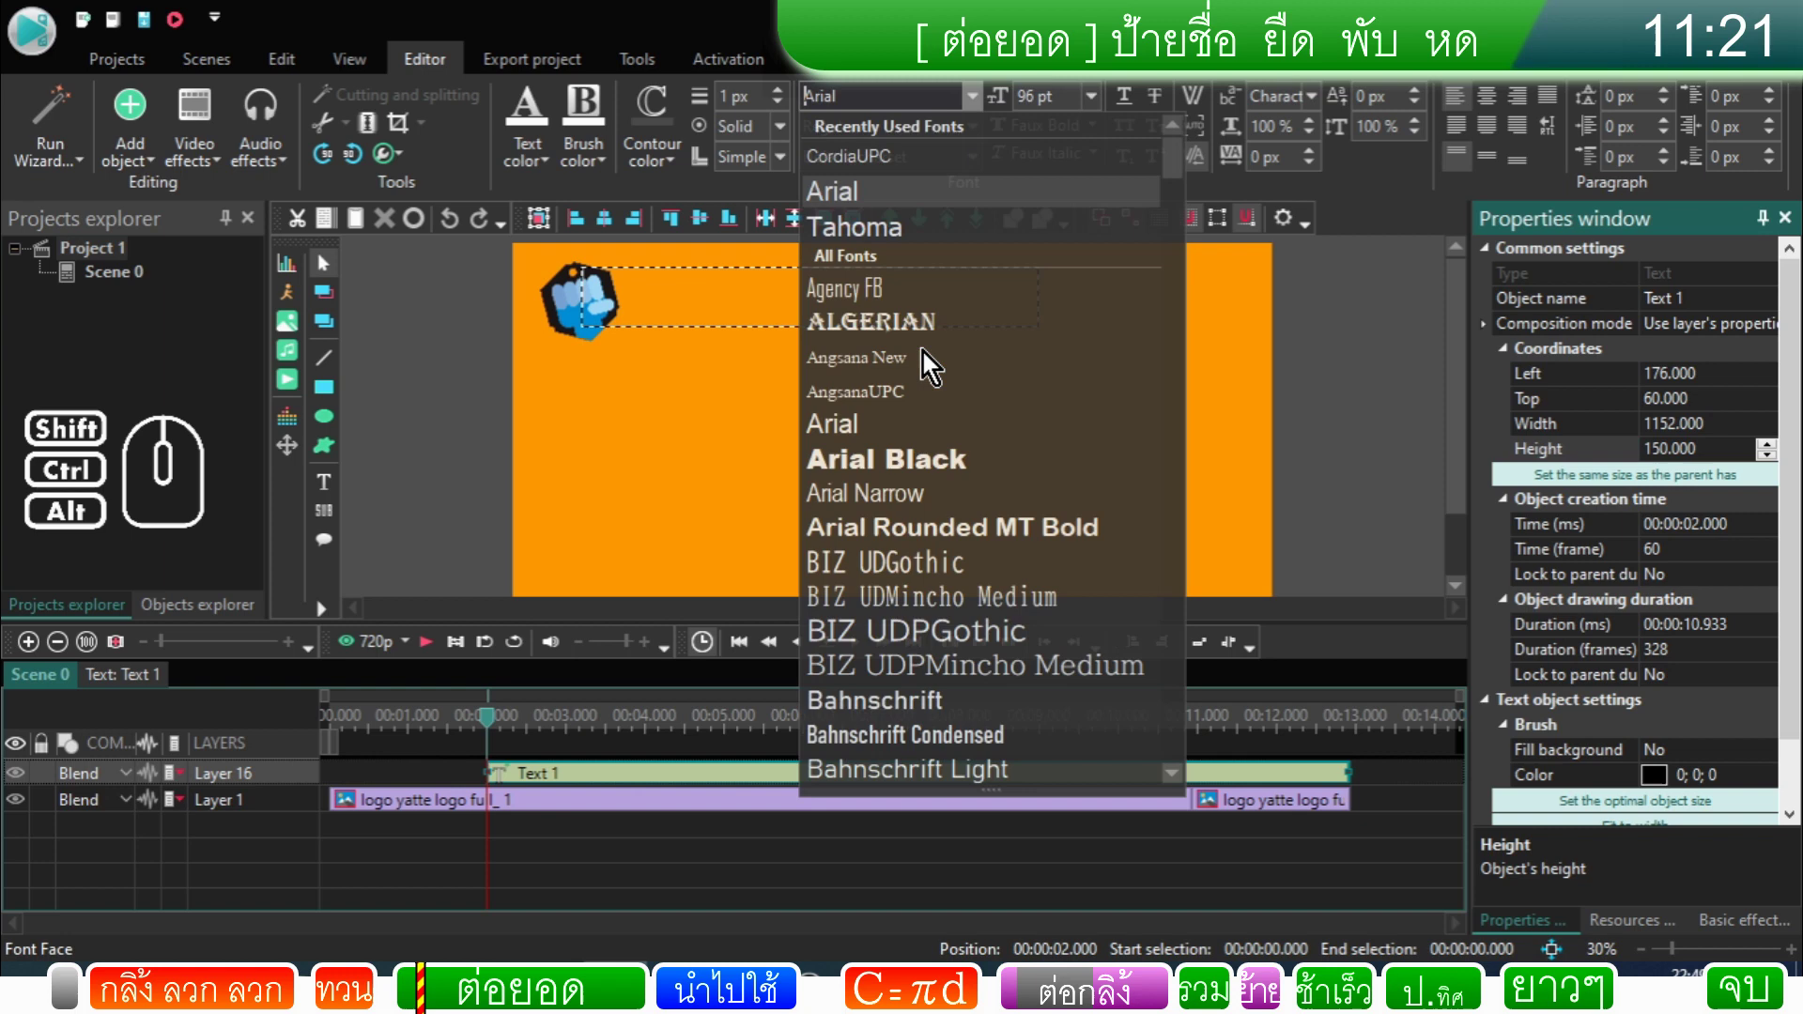
left_click(926, 184)
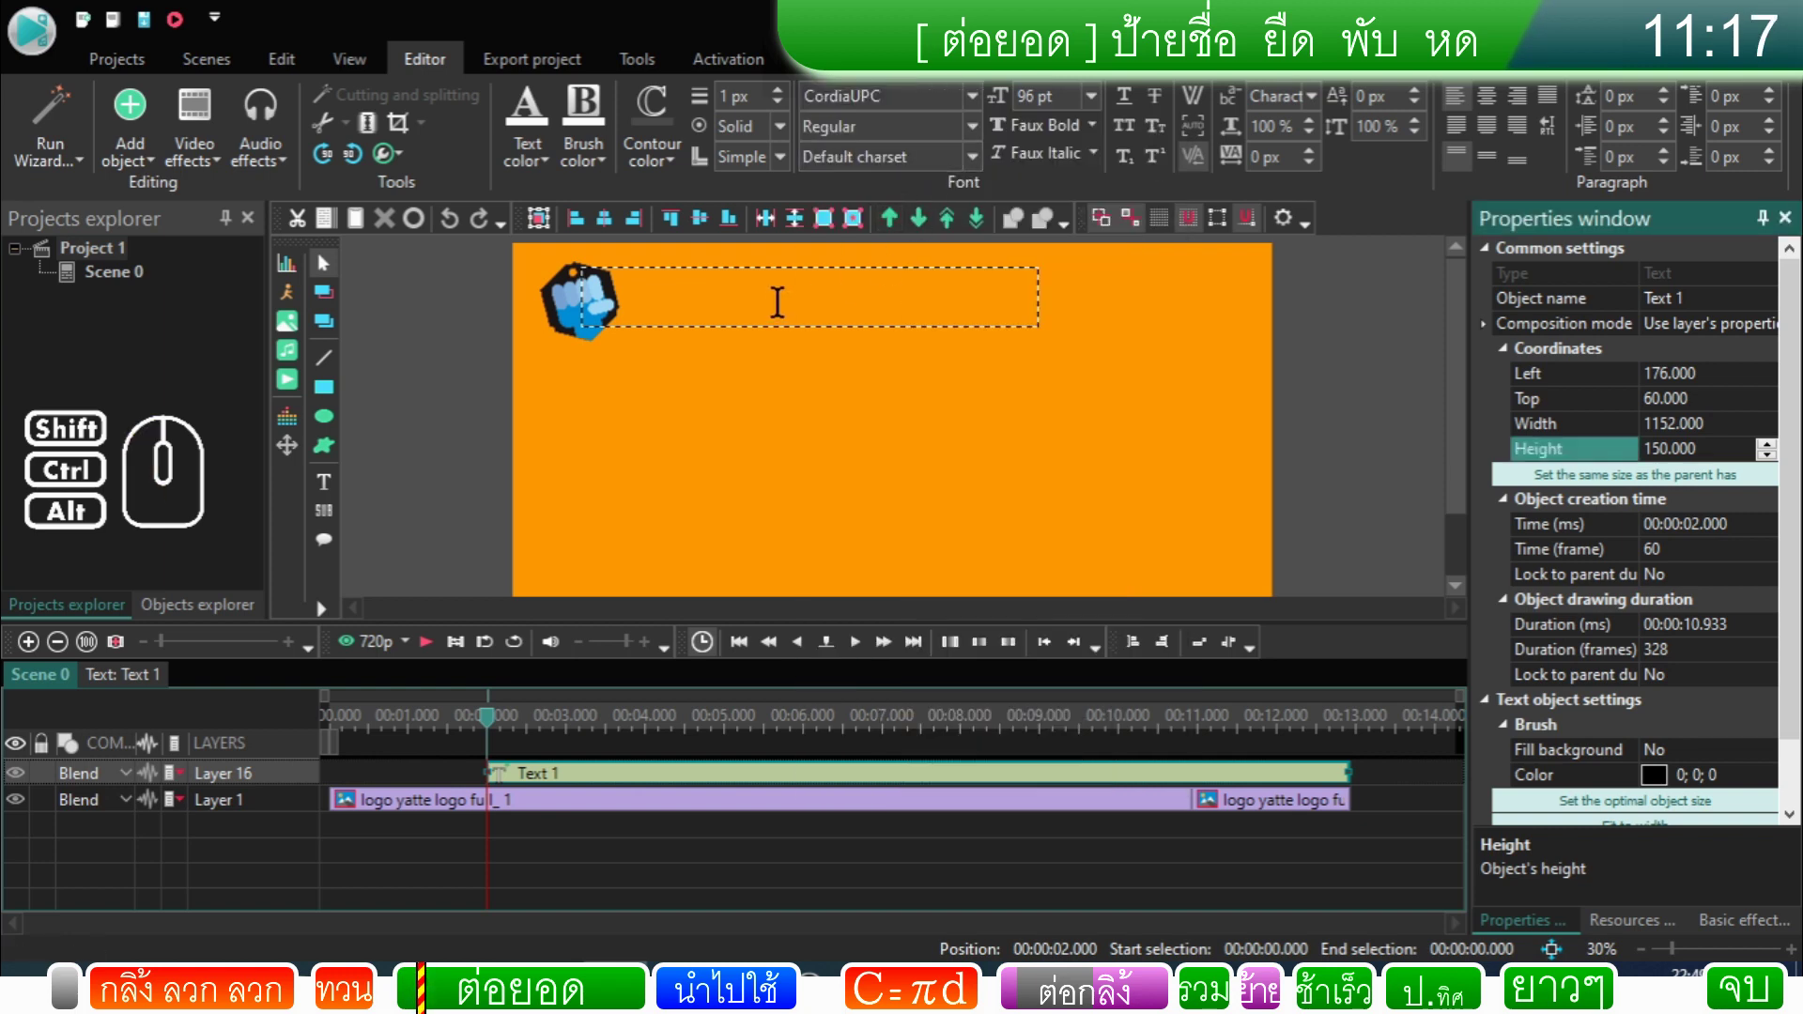
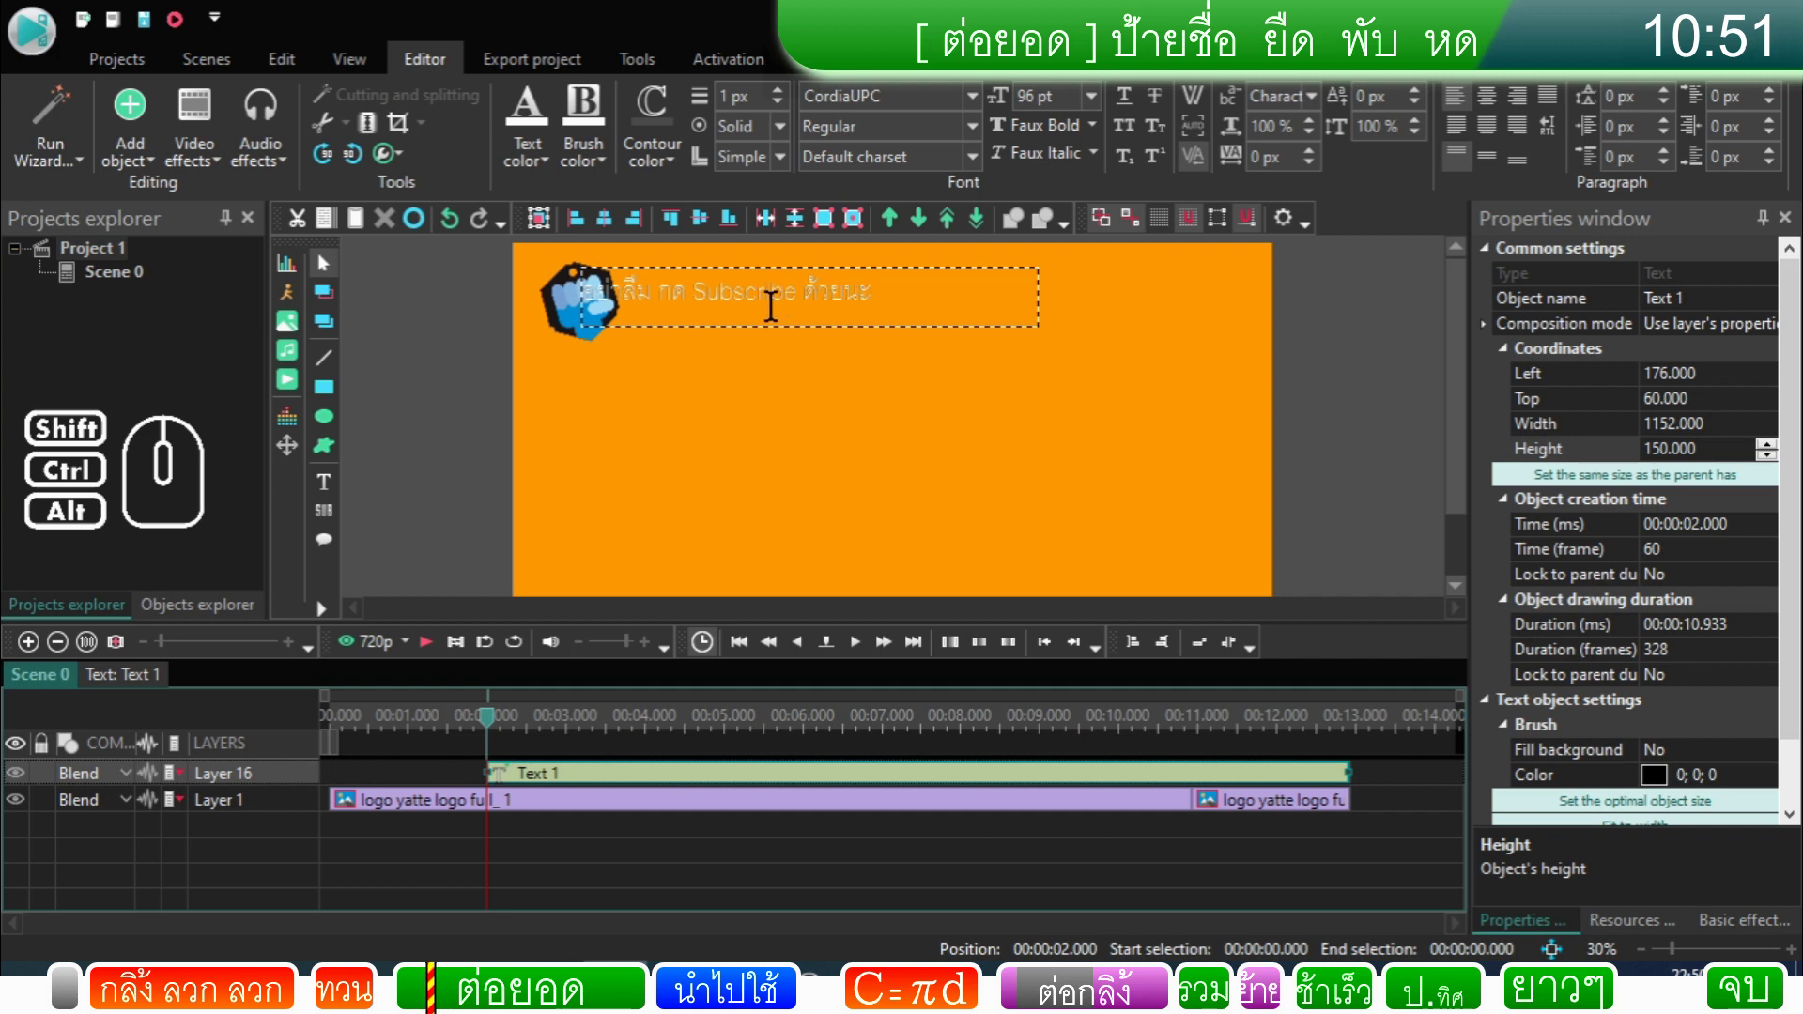
left_click(807, 350)
left_click(819, 308)
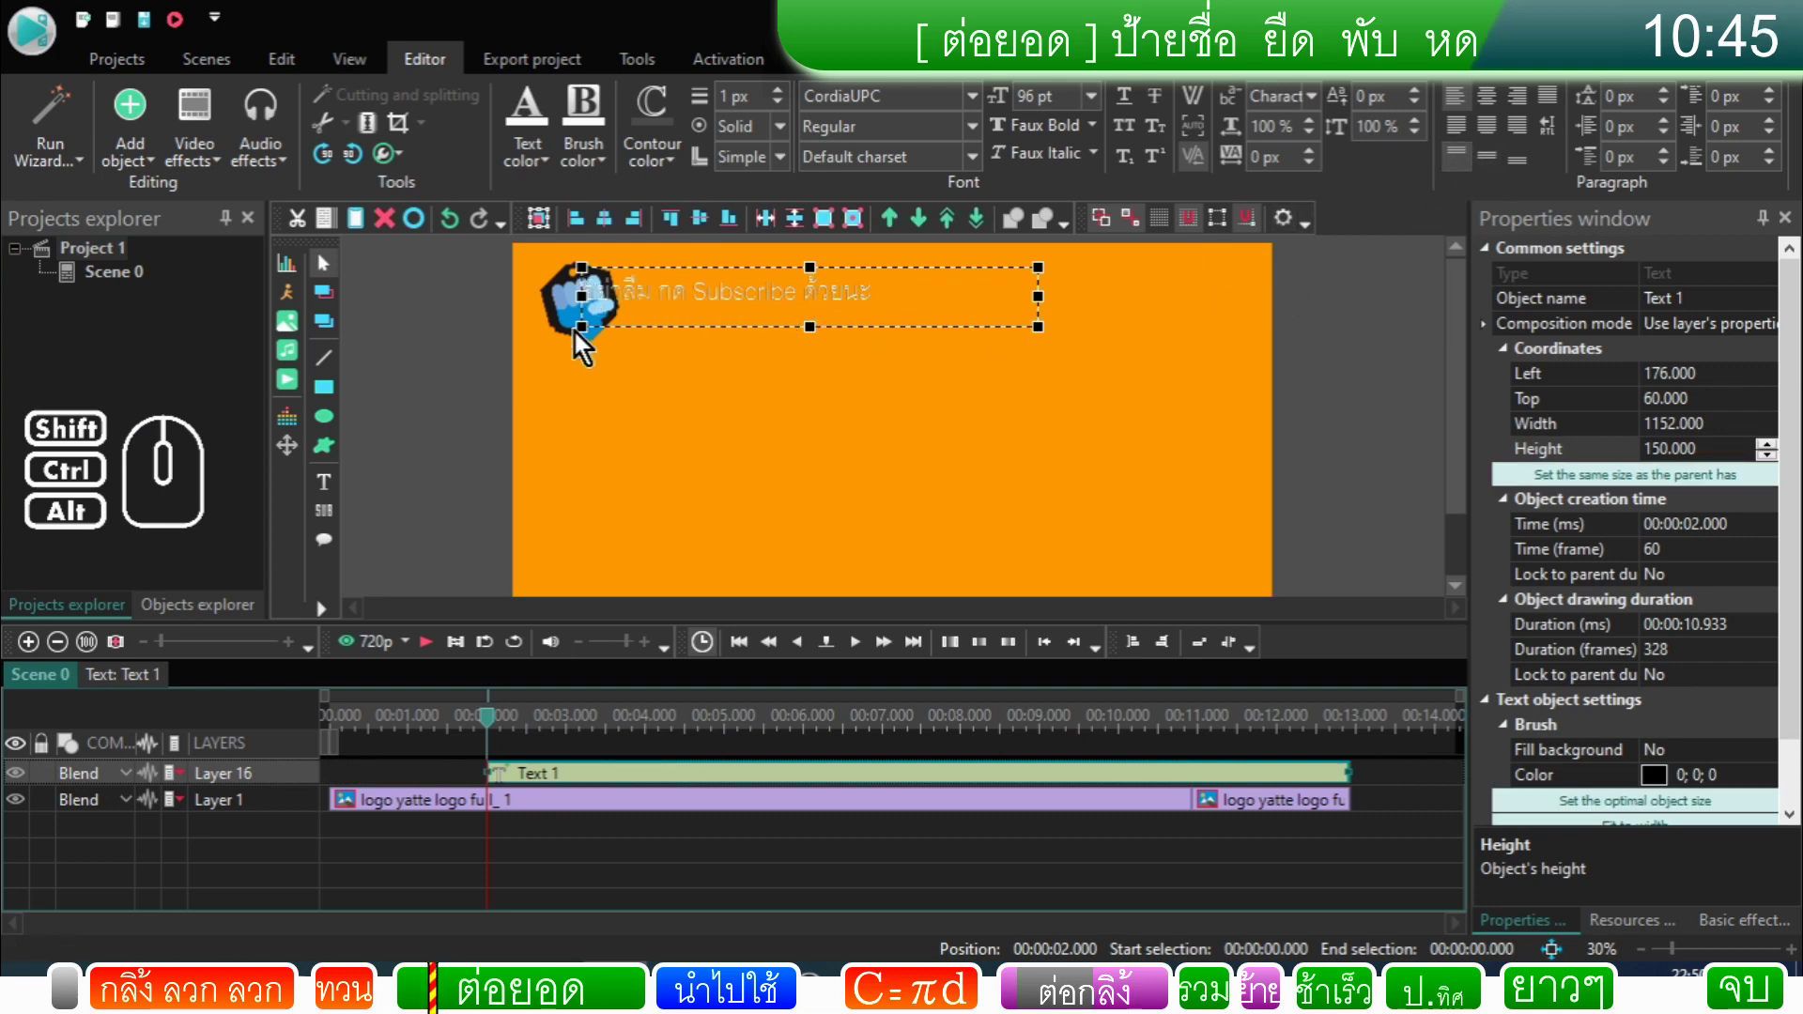
Step: Right-justify the text and colour it red from the Text color choices
left_click(1502, 176)
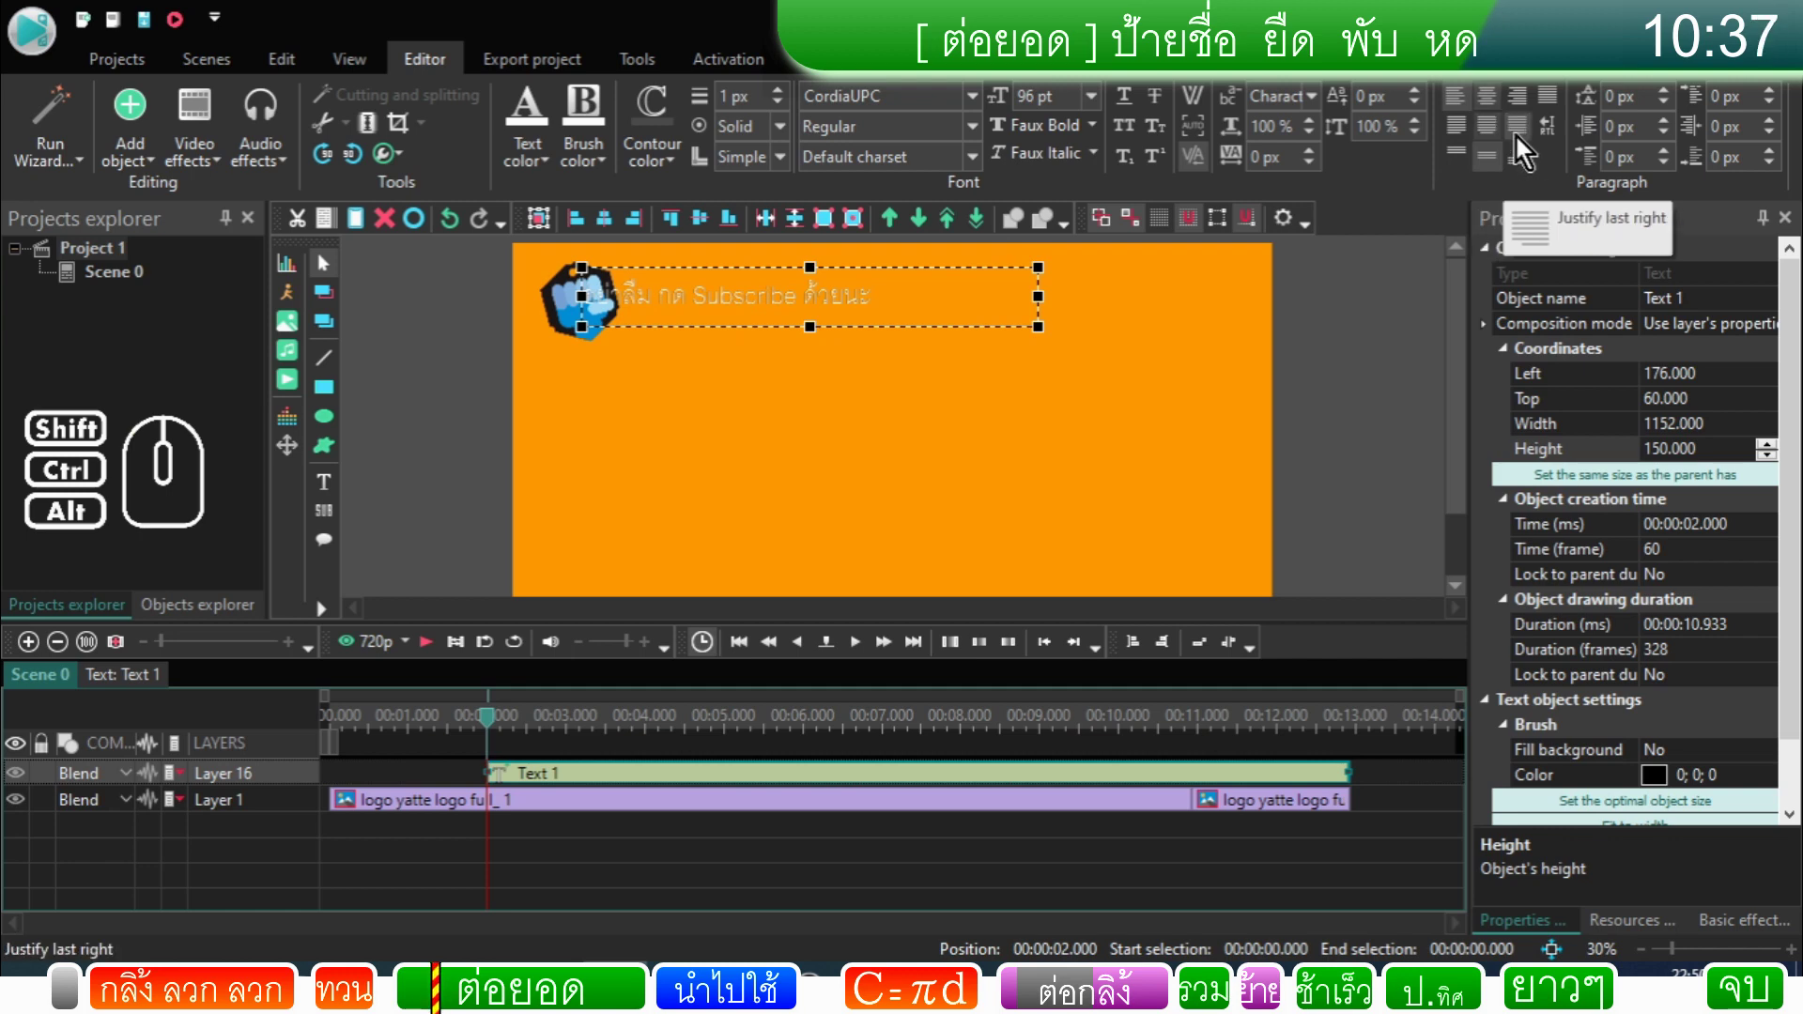
left_click(1525, 111)
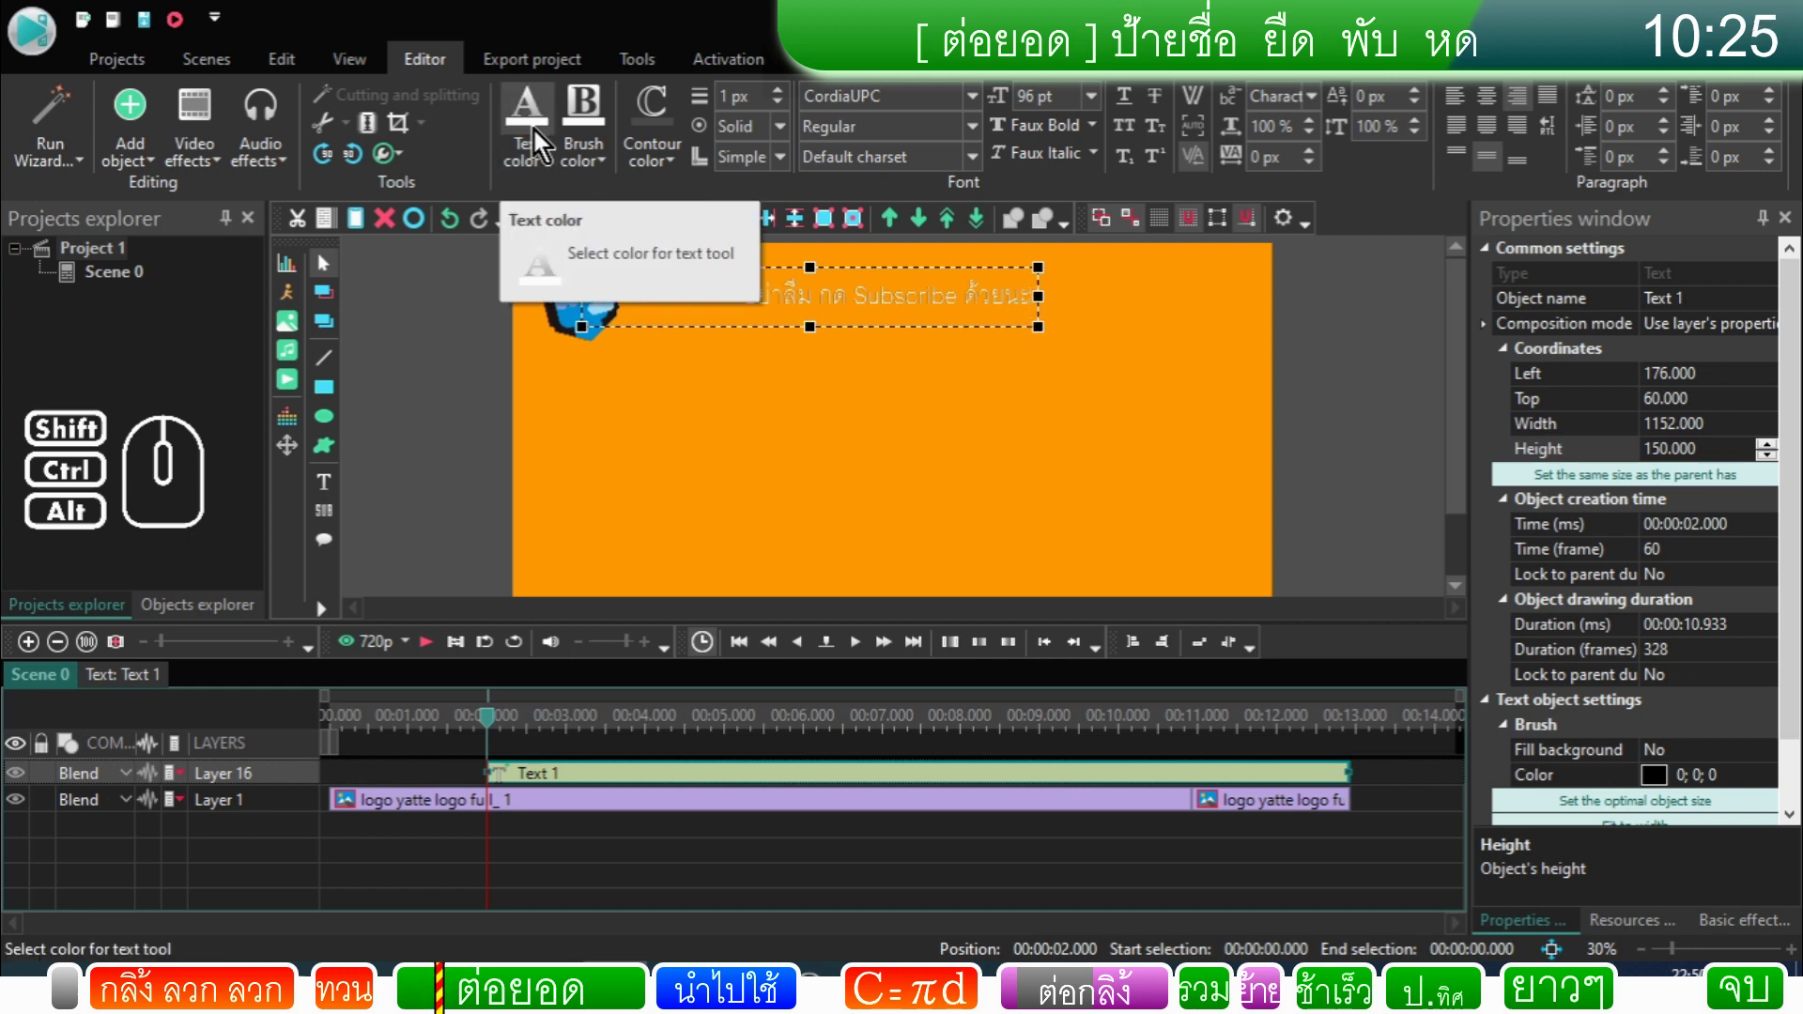
left_click(547, 127)
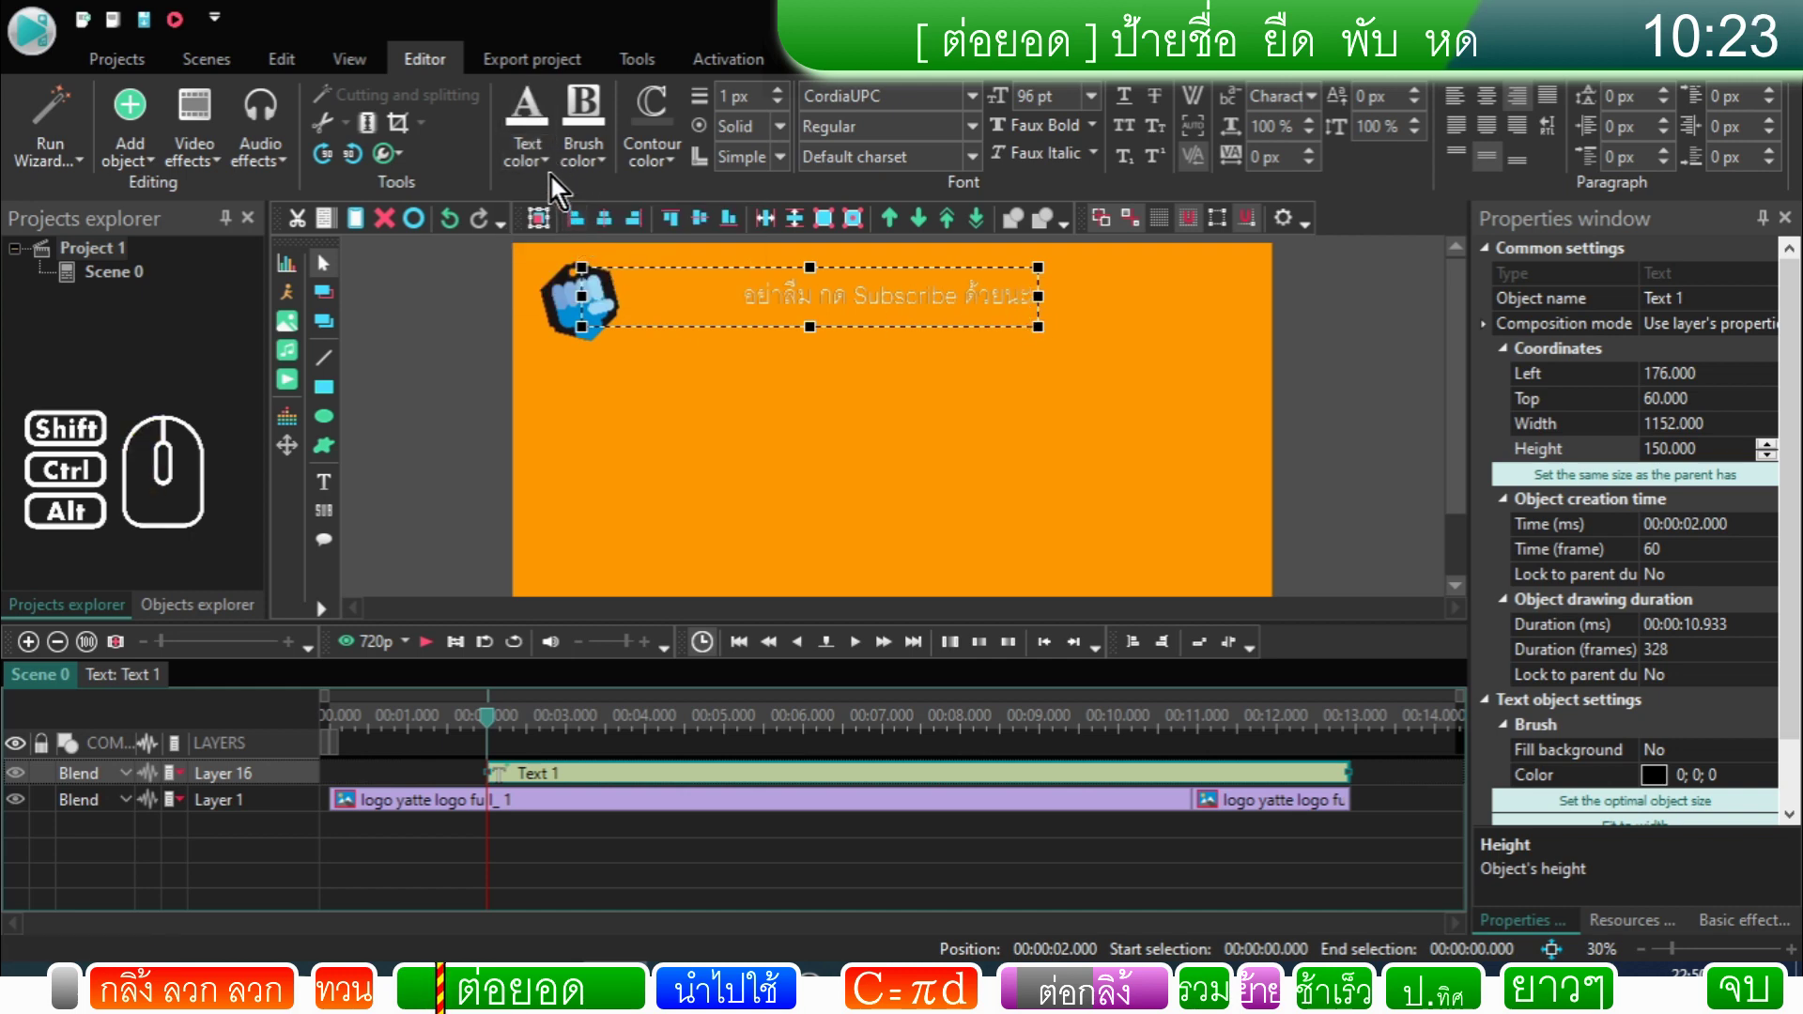
left_click(551, 171)
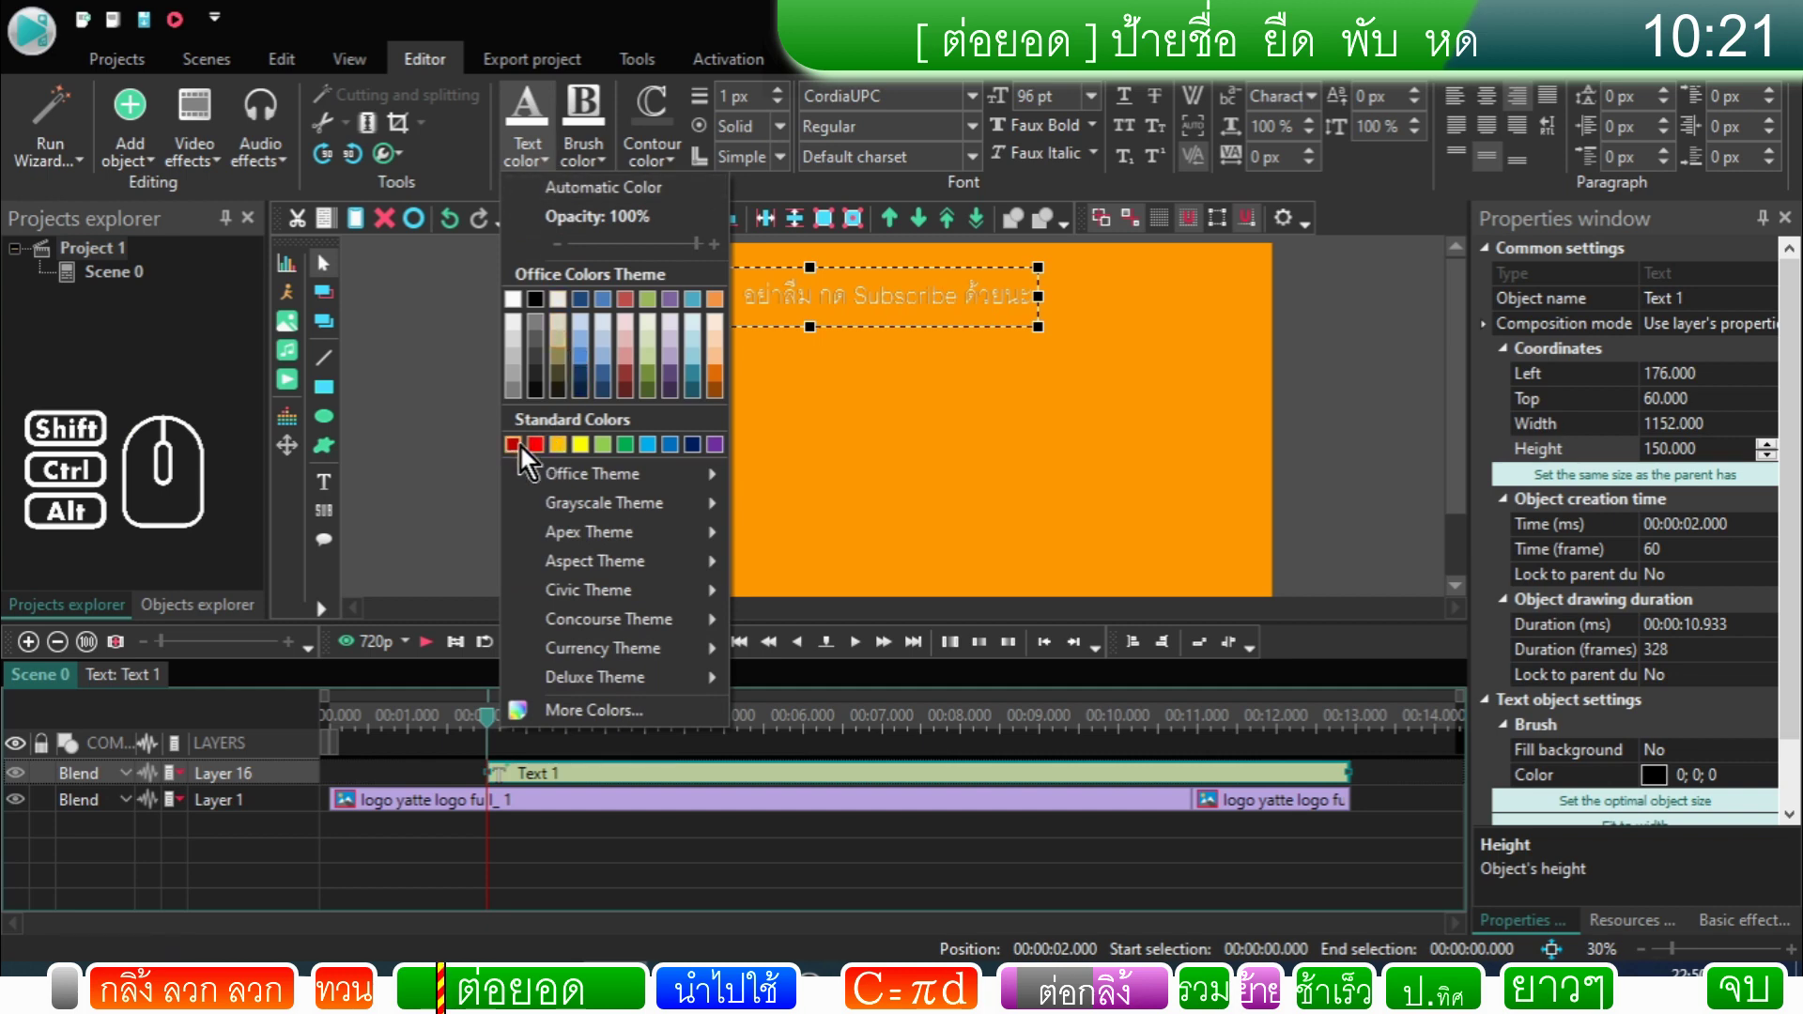
left_click(518, 455)
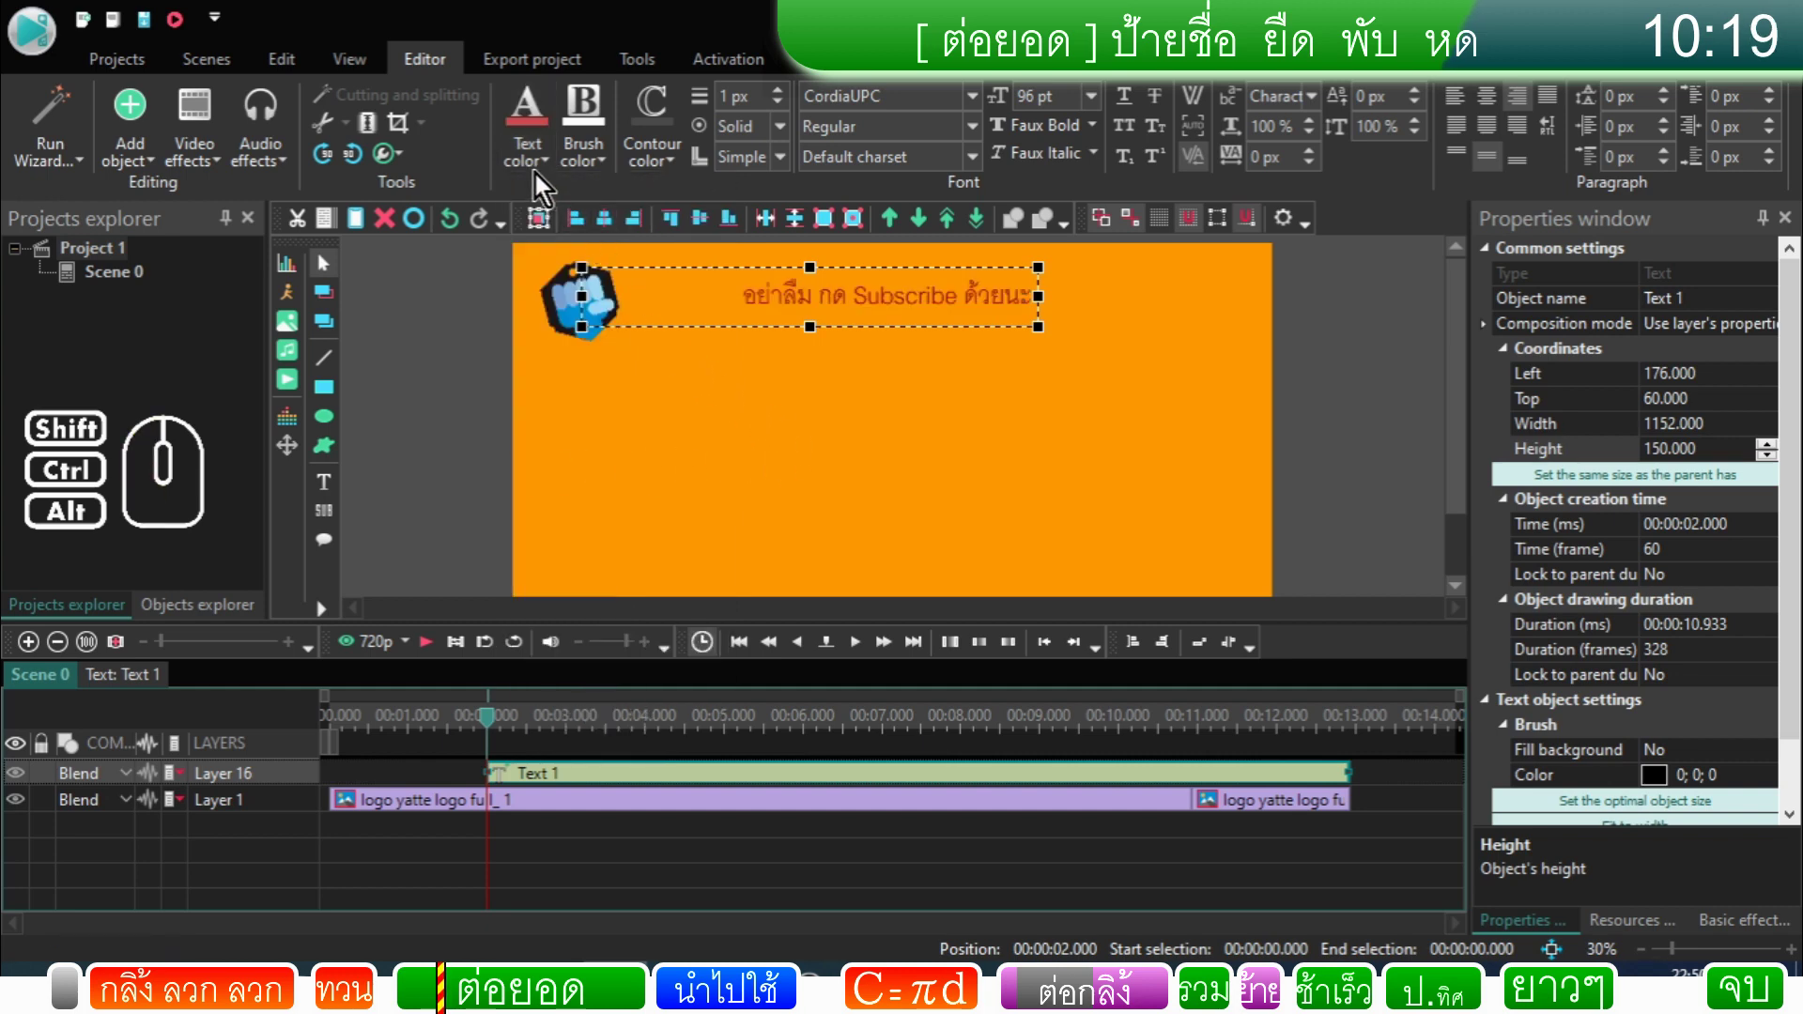
left_click(539, 175)
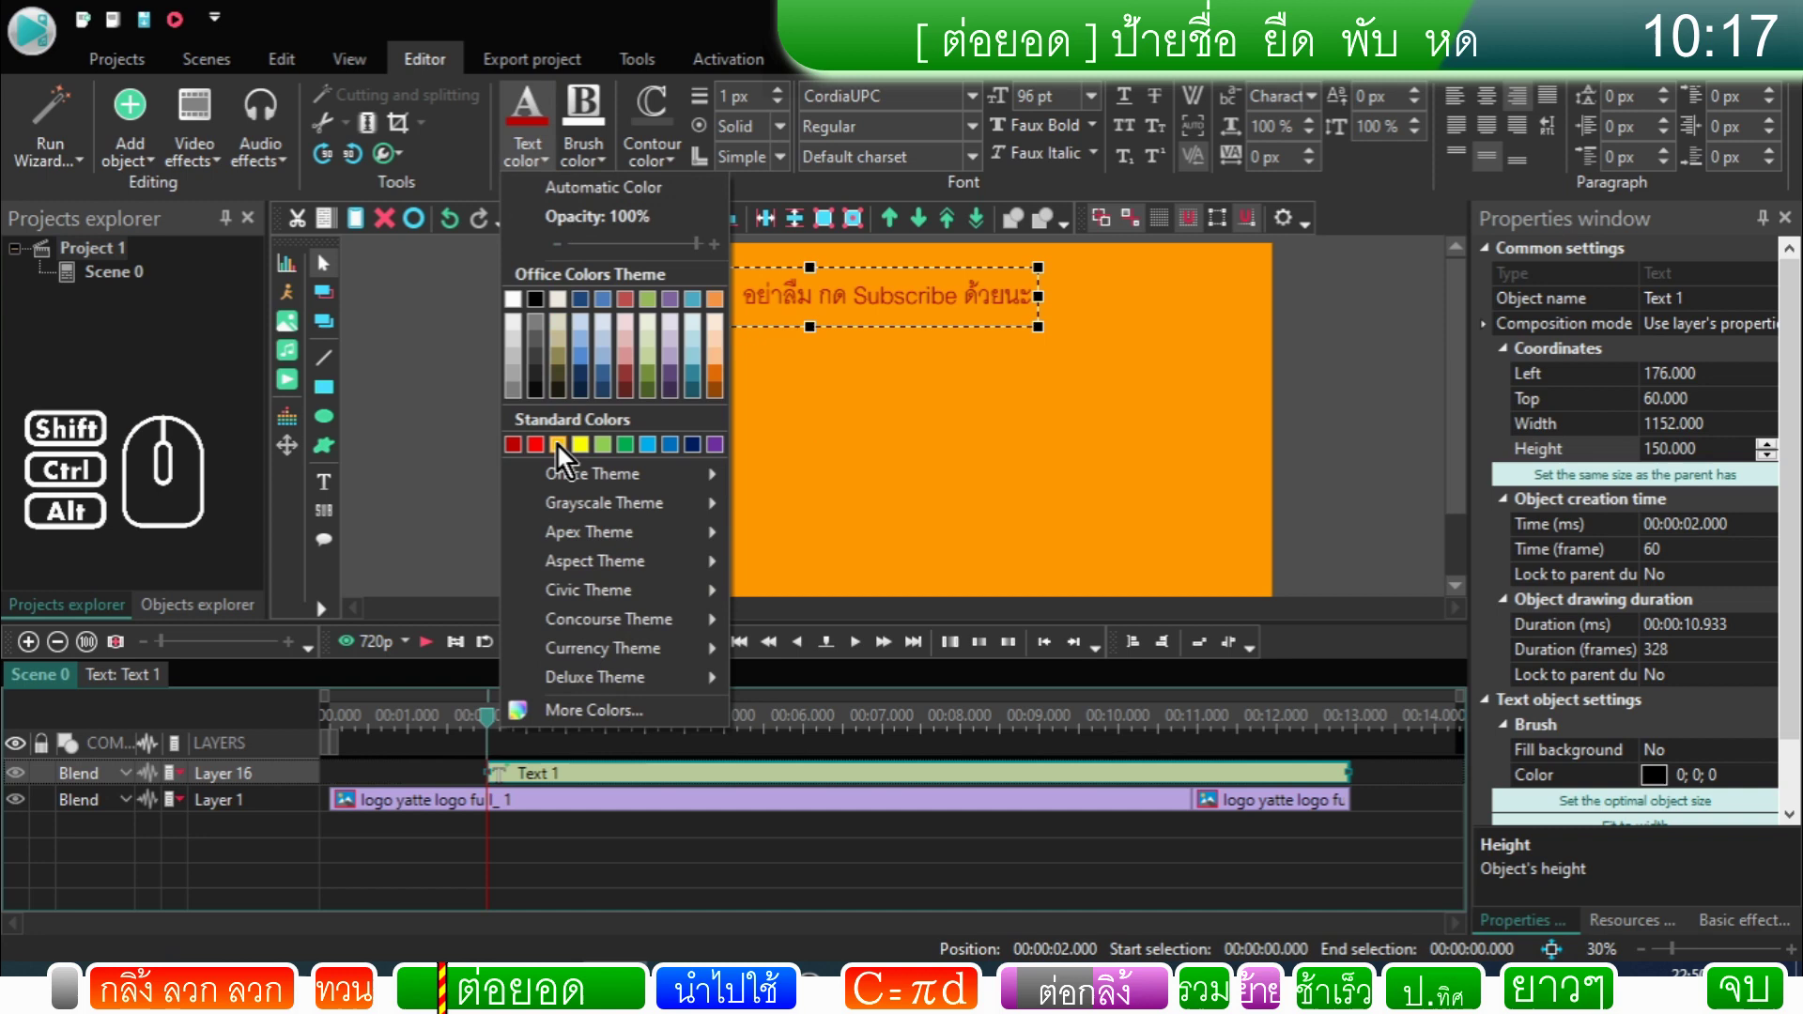
left_click(703, 464)
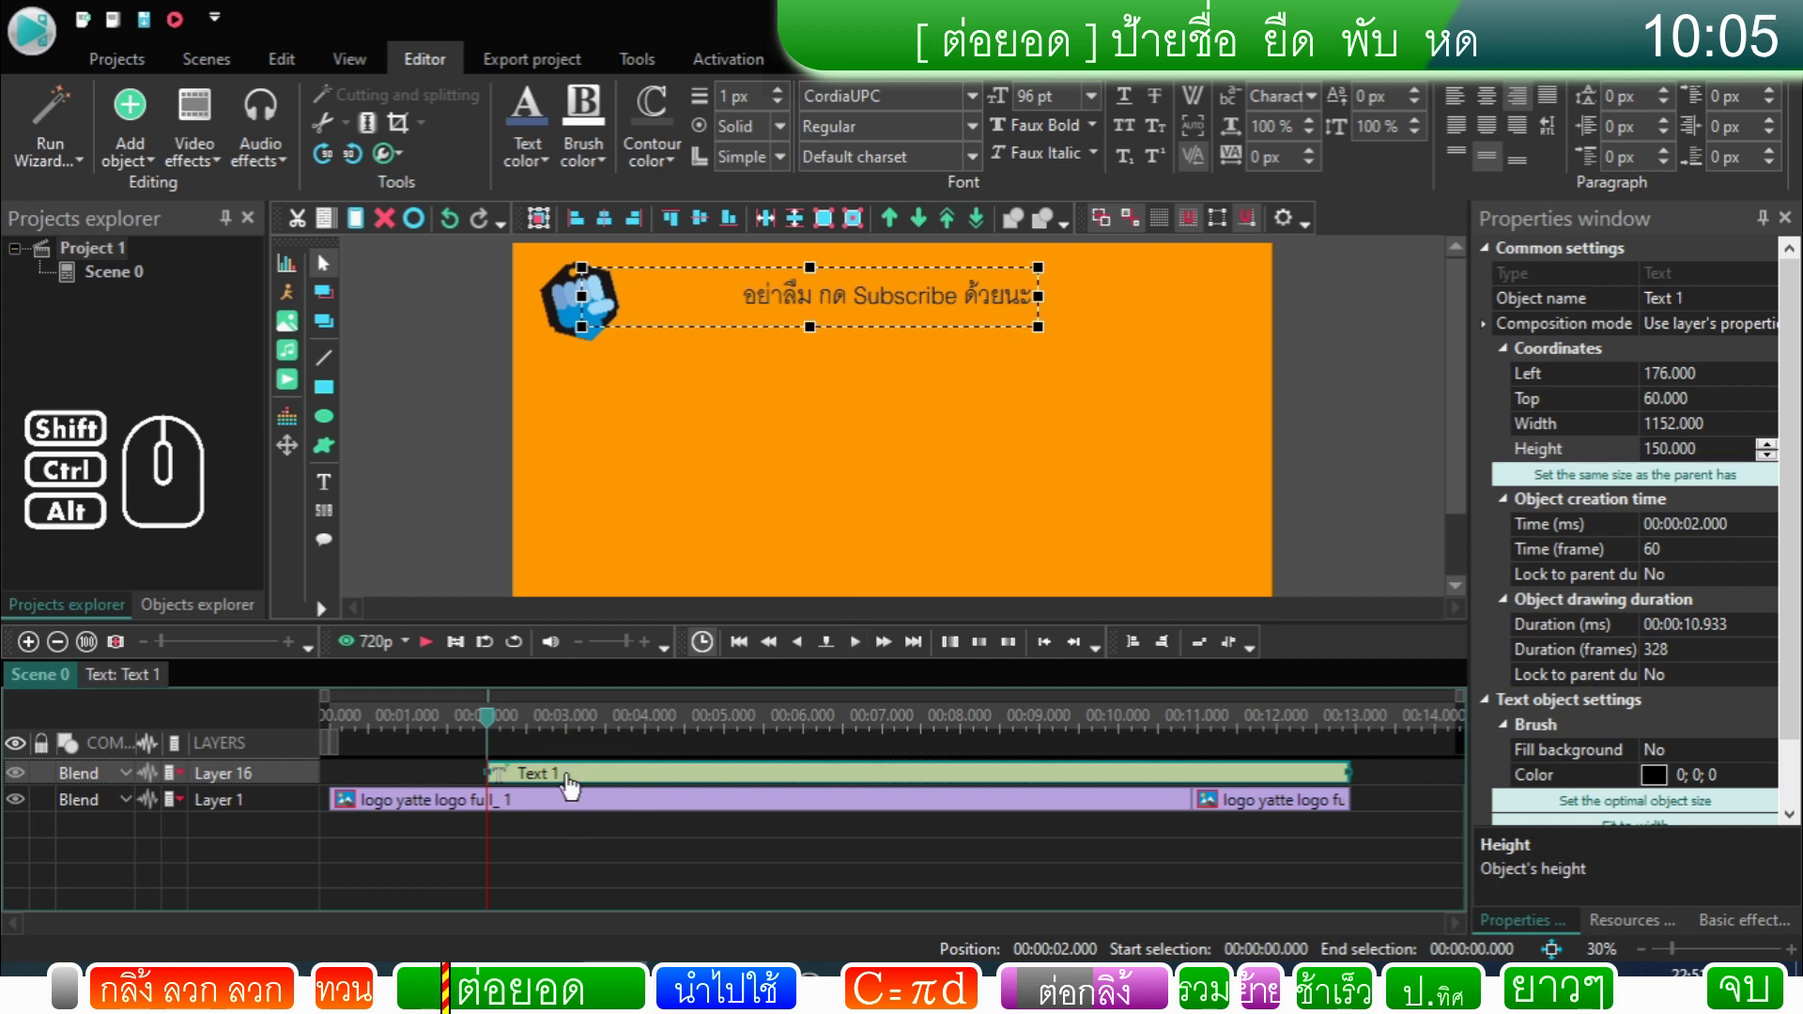
Step: Add a Rectangle inside the Subscribe text object's own timeline
left_click(534, 779)
double_click(534, 779)
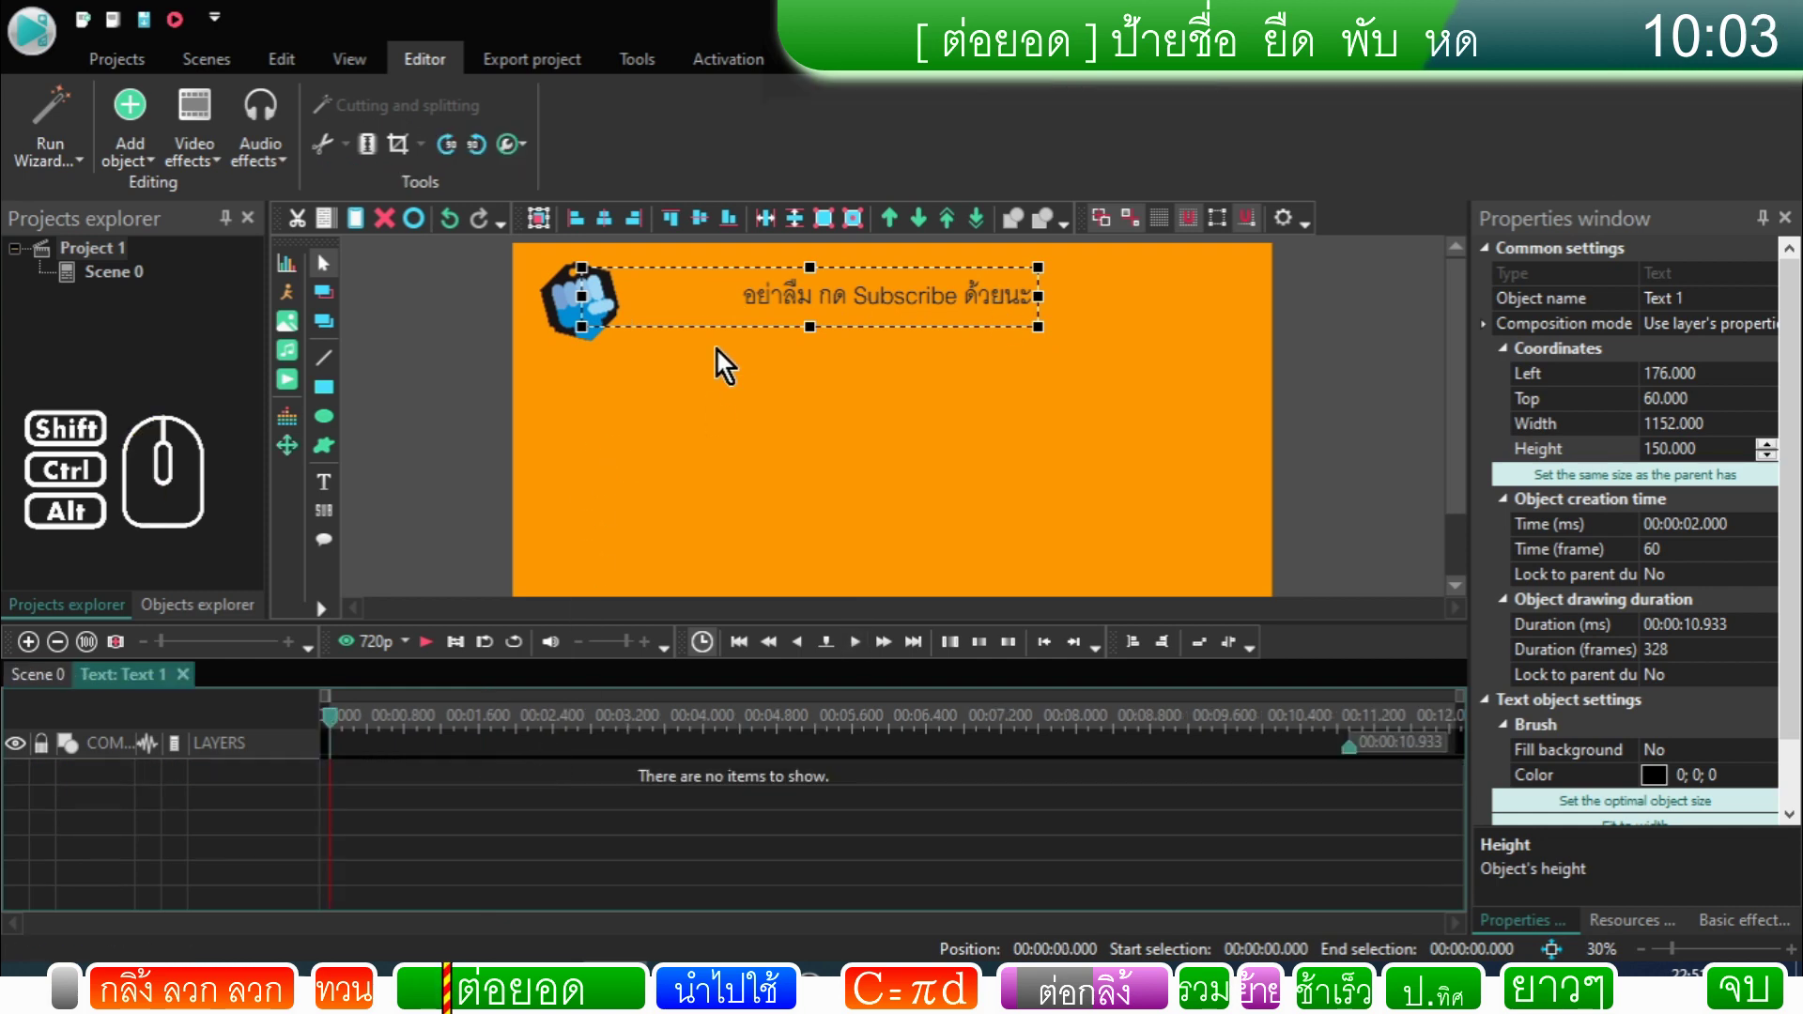
left_click(323, 396)
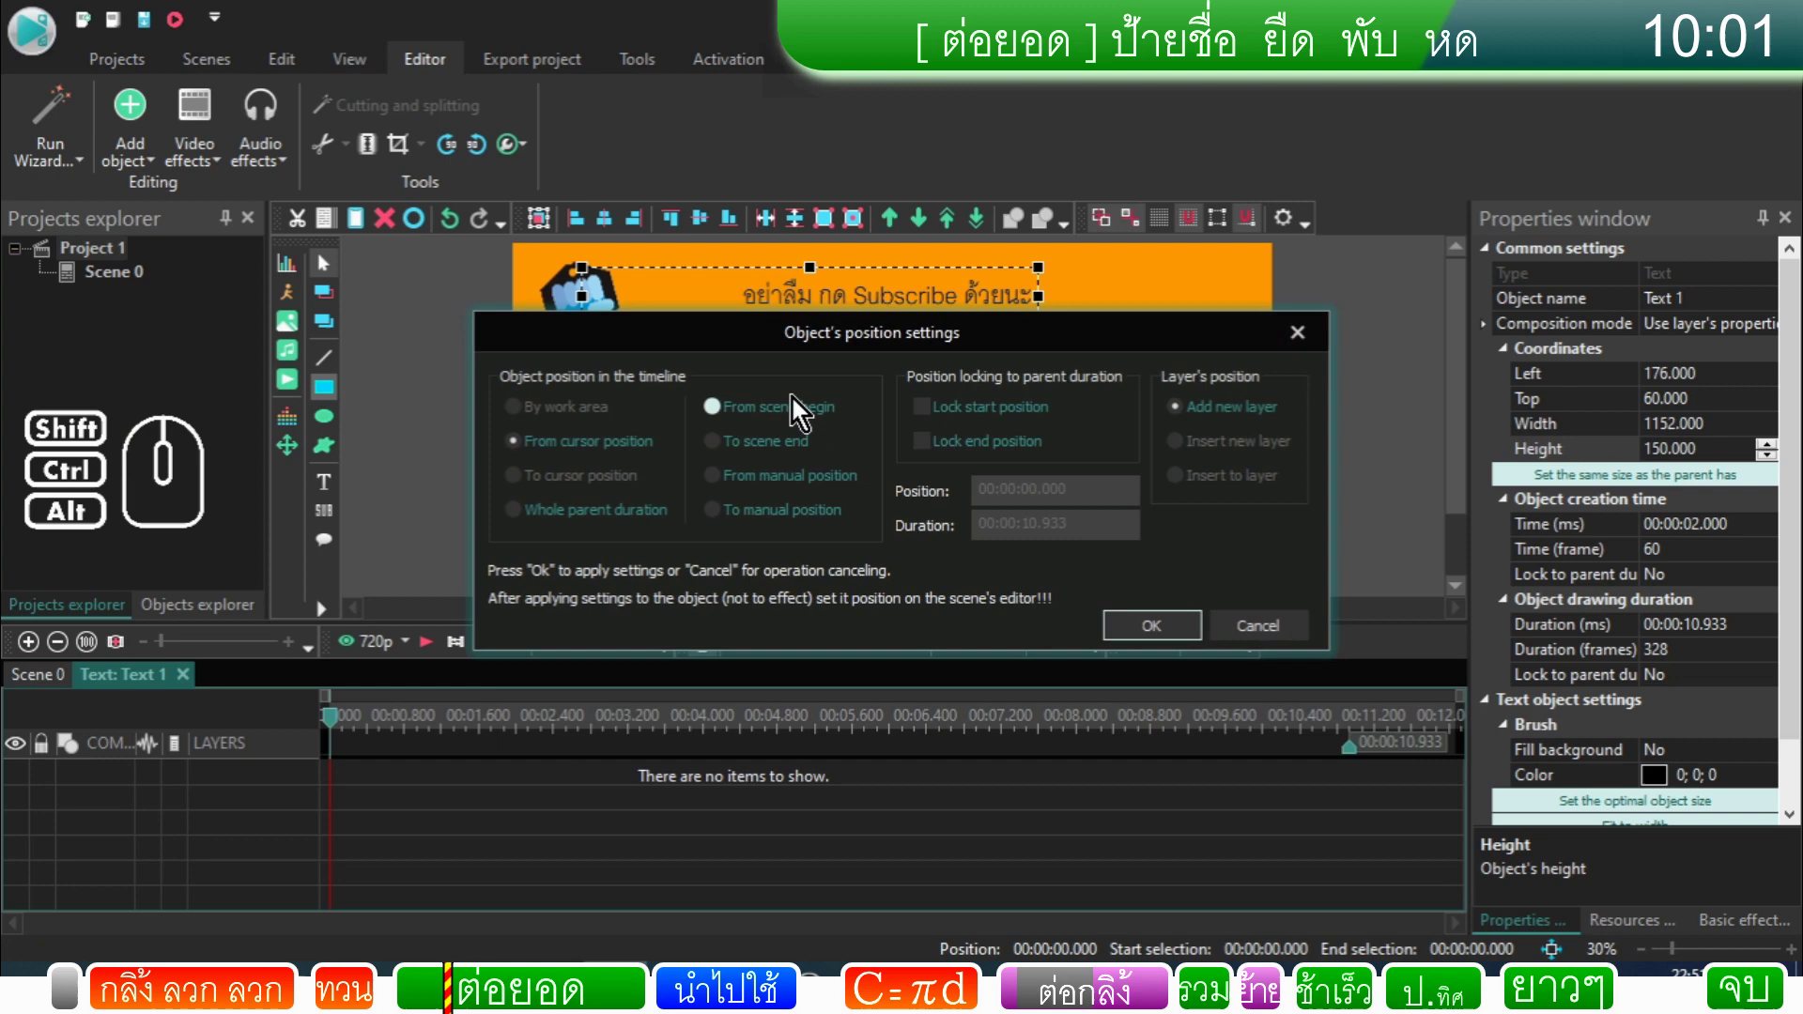
left_click(1133, 640)
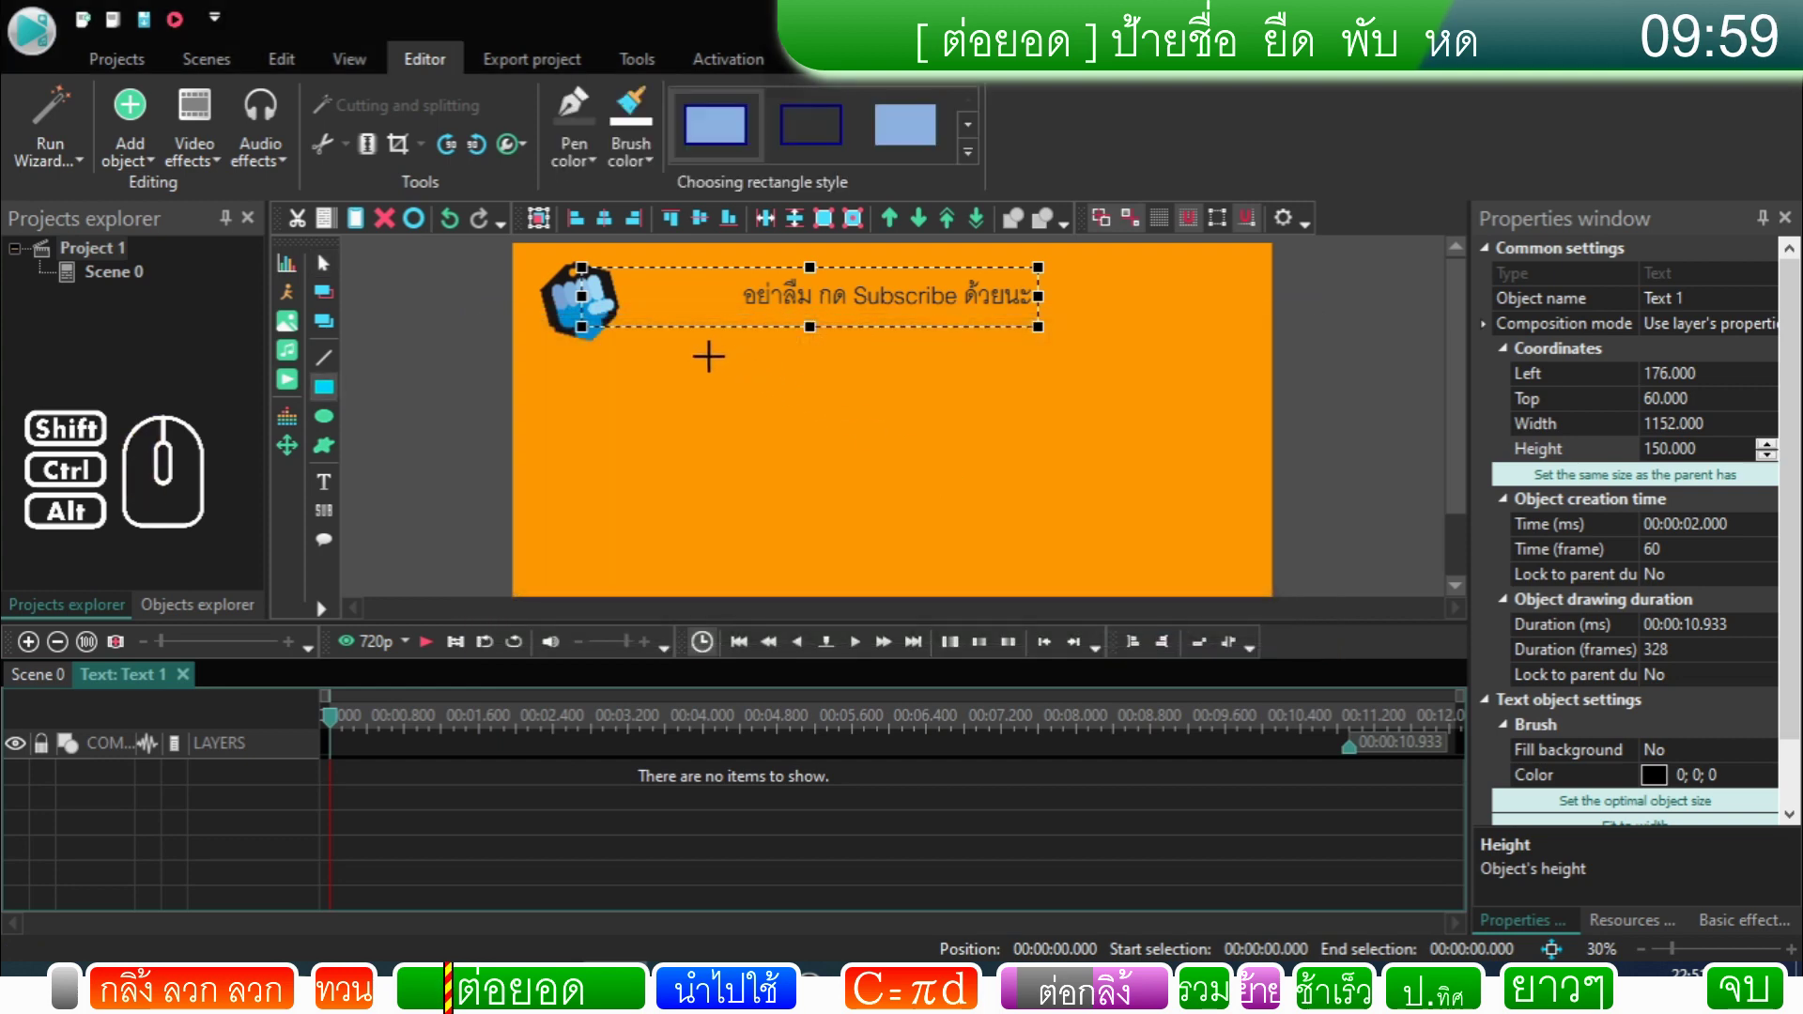
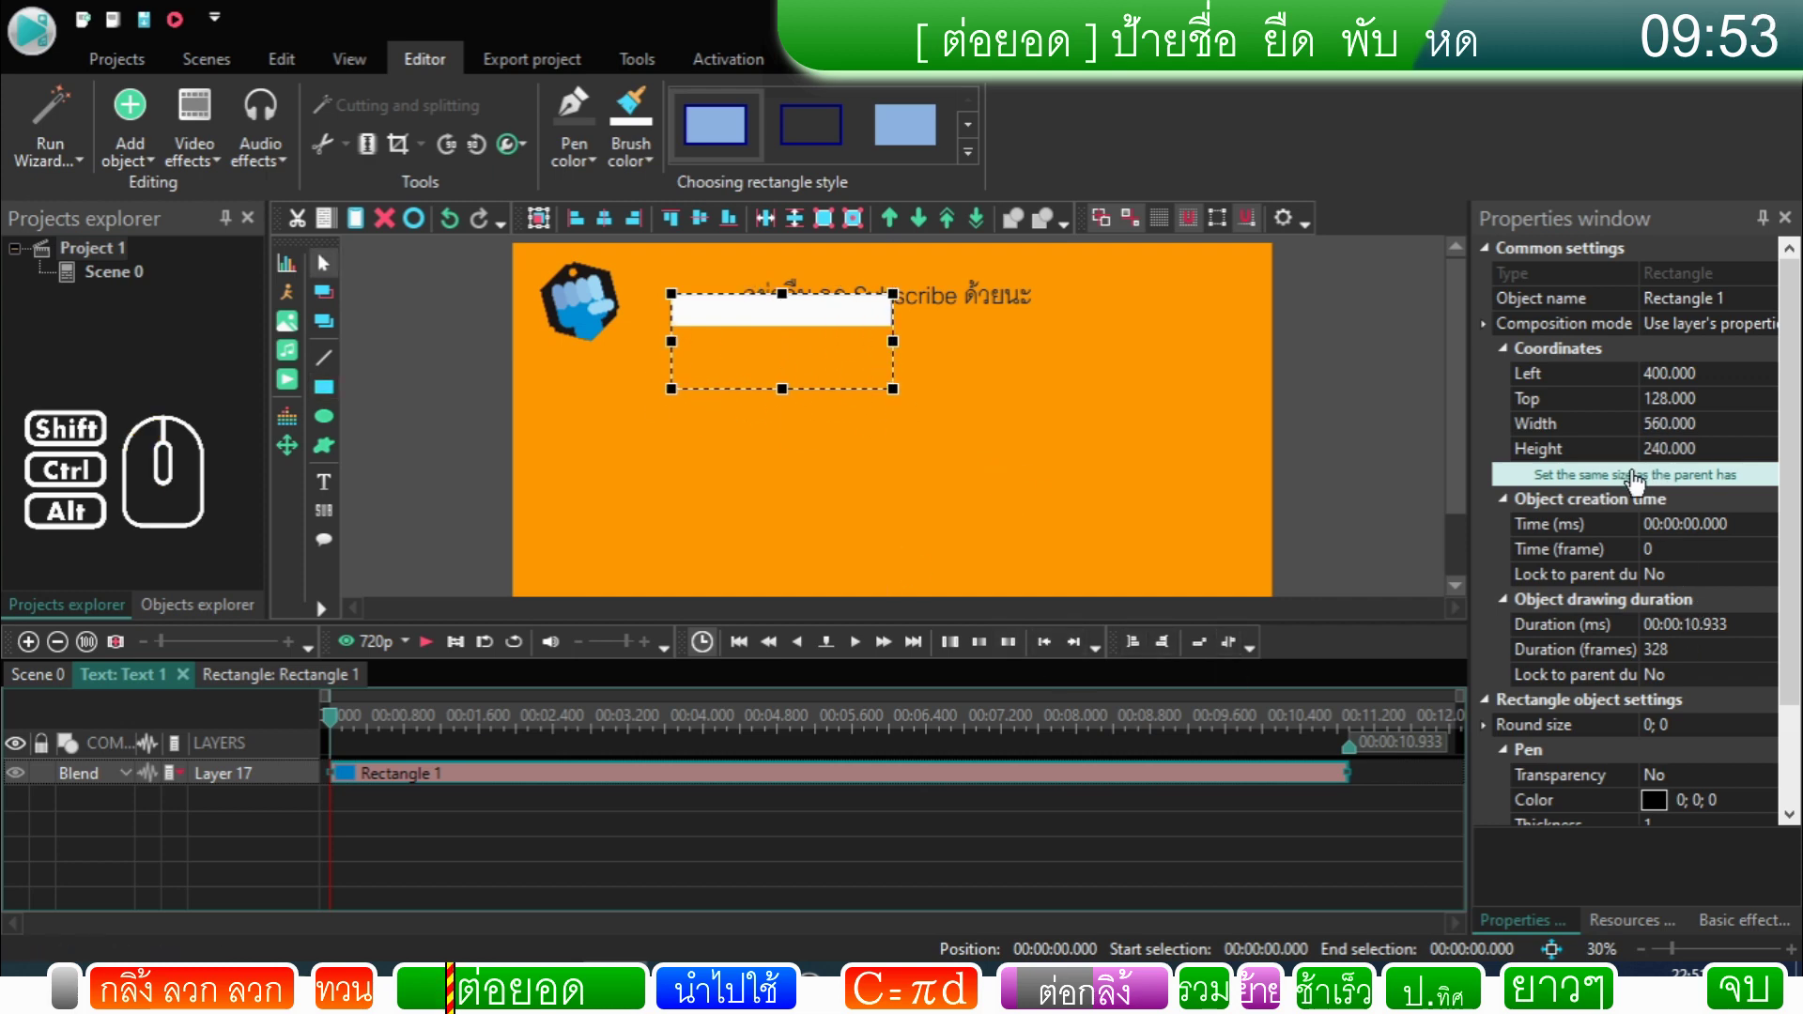
Step: Size the rectangle to match its parent (1152 by 150) and set Round size All to 75
left_click(1620, 491)
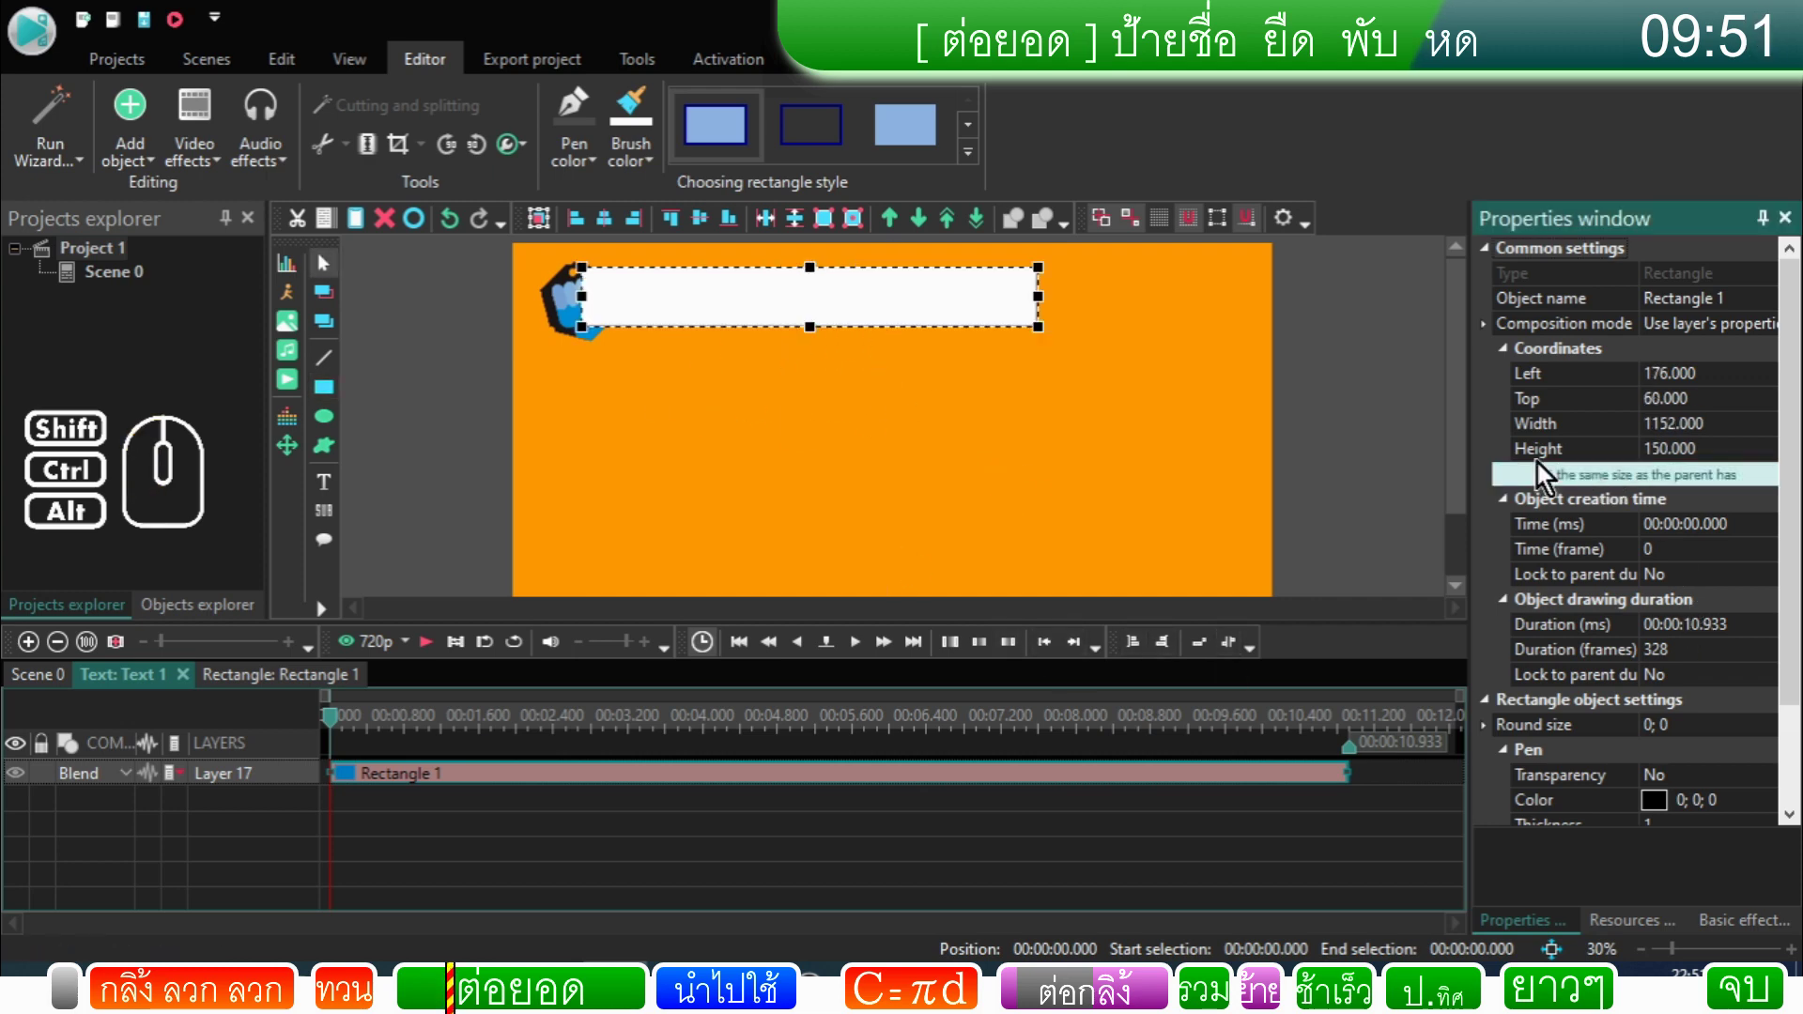
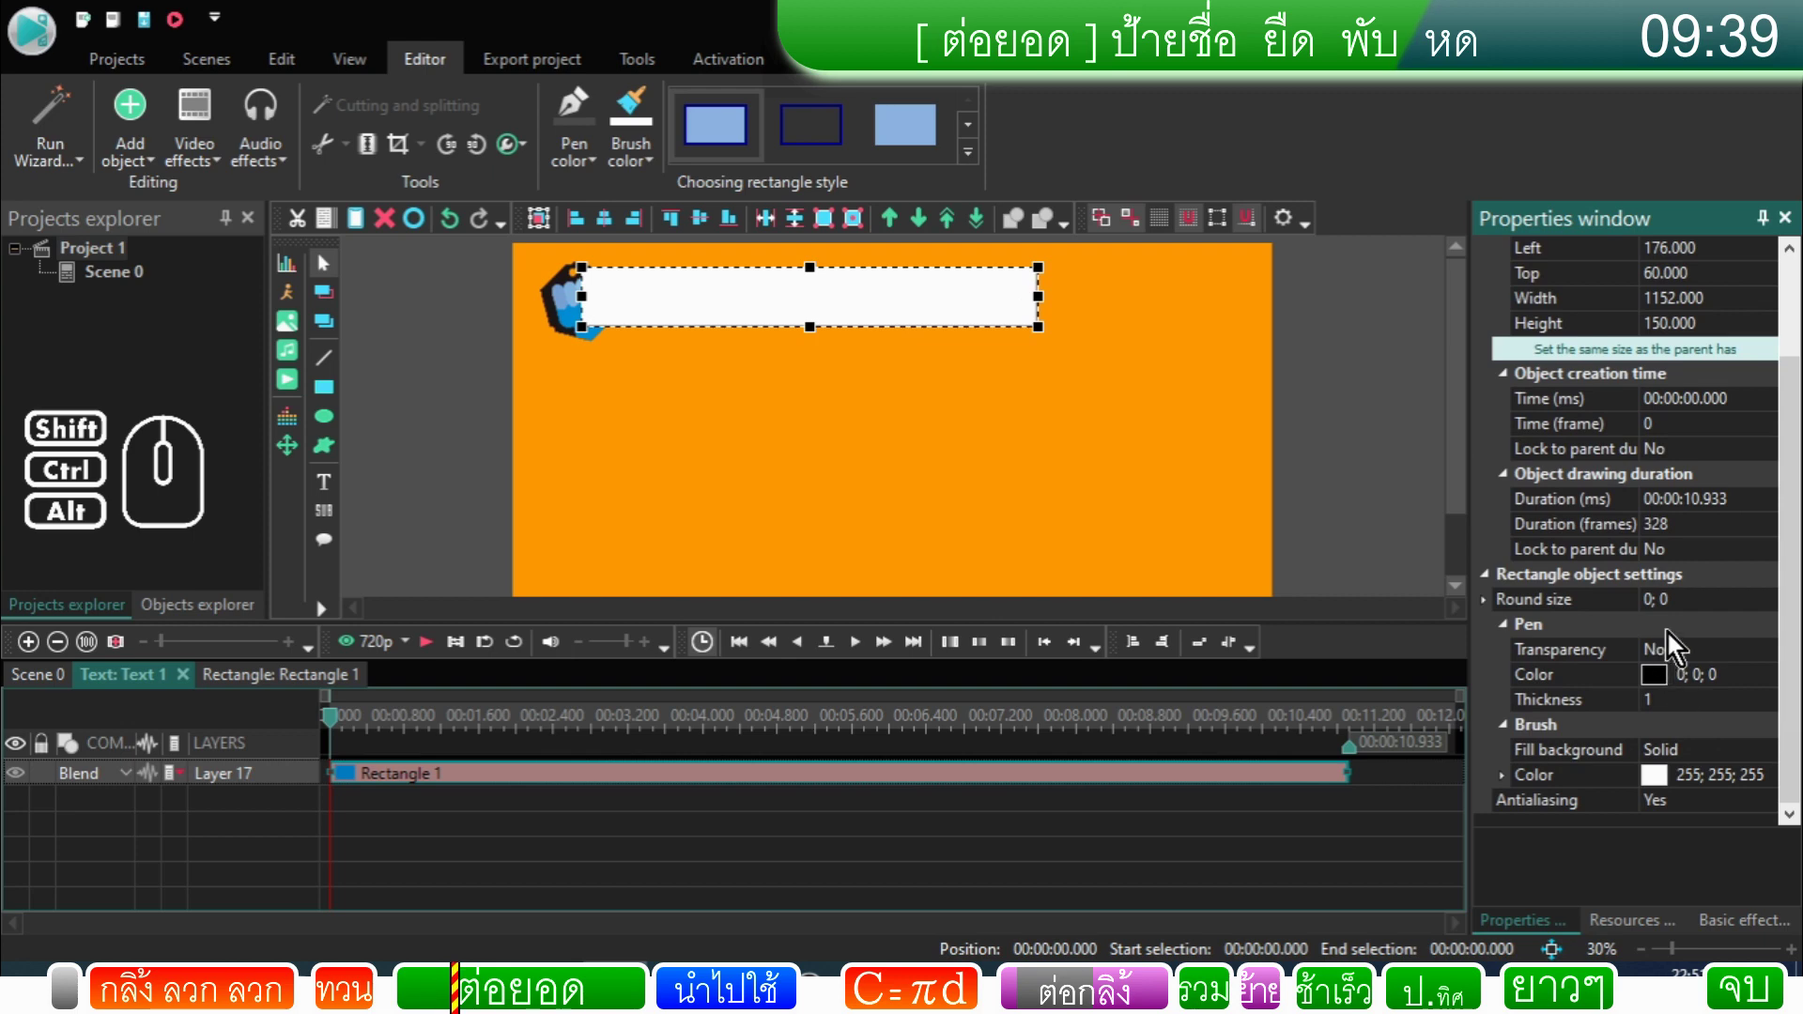
left_click(1495, 609)
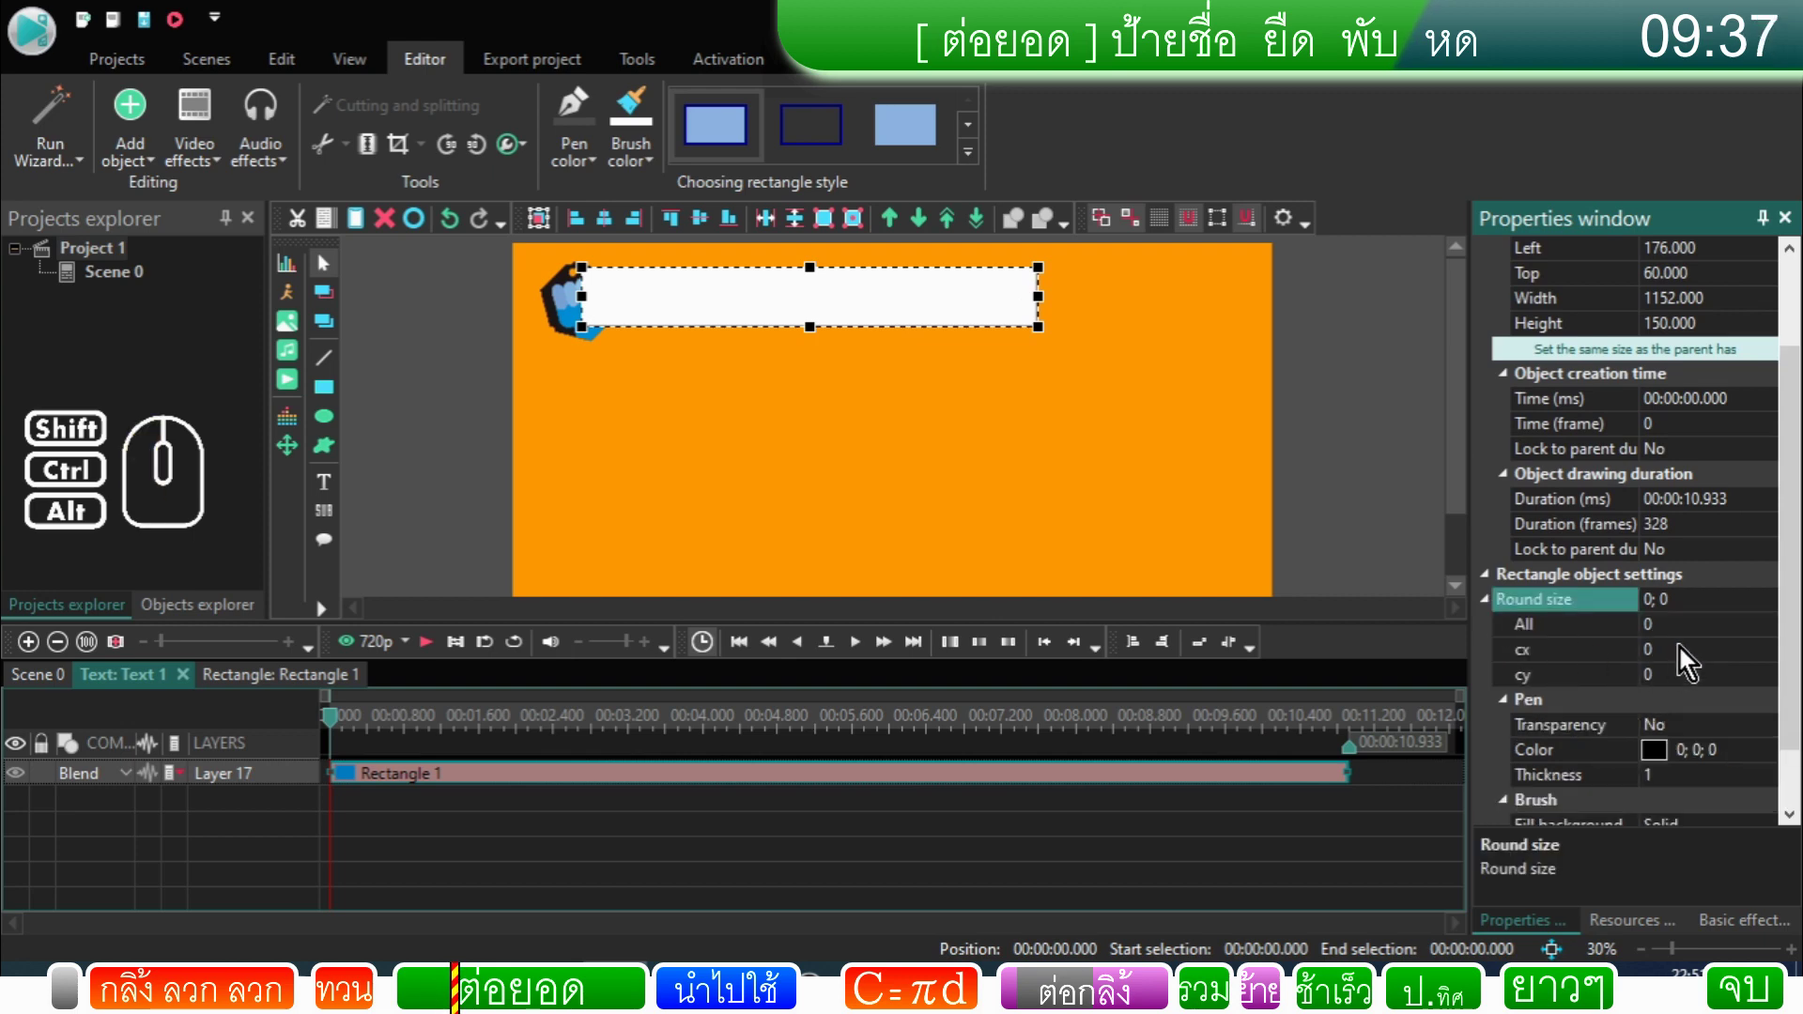
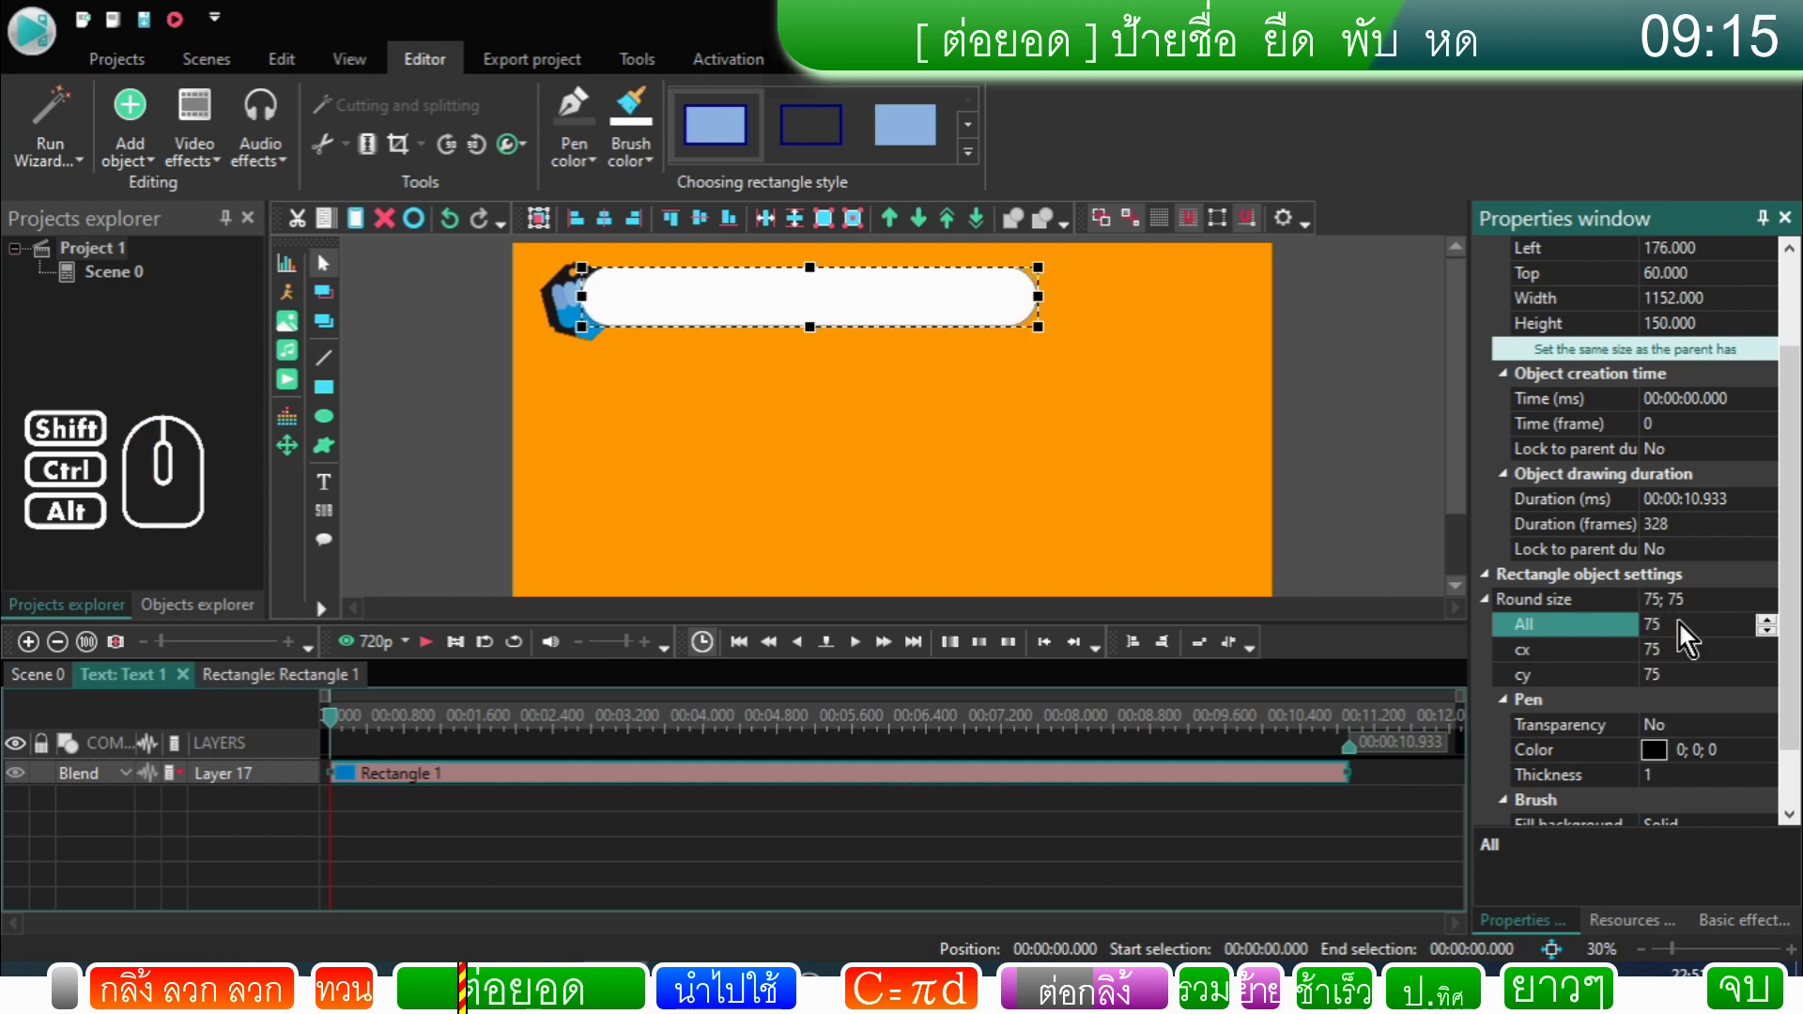
left_click(1358, 394)
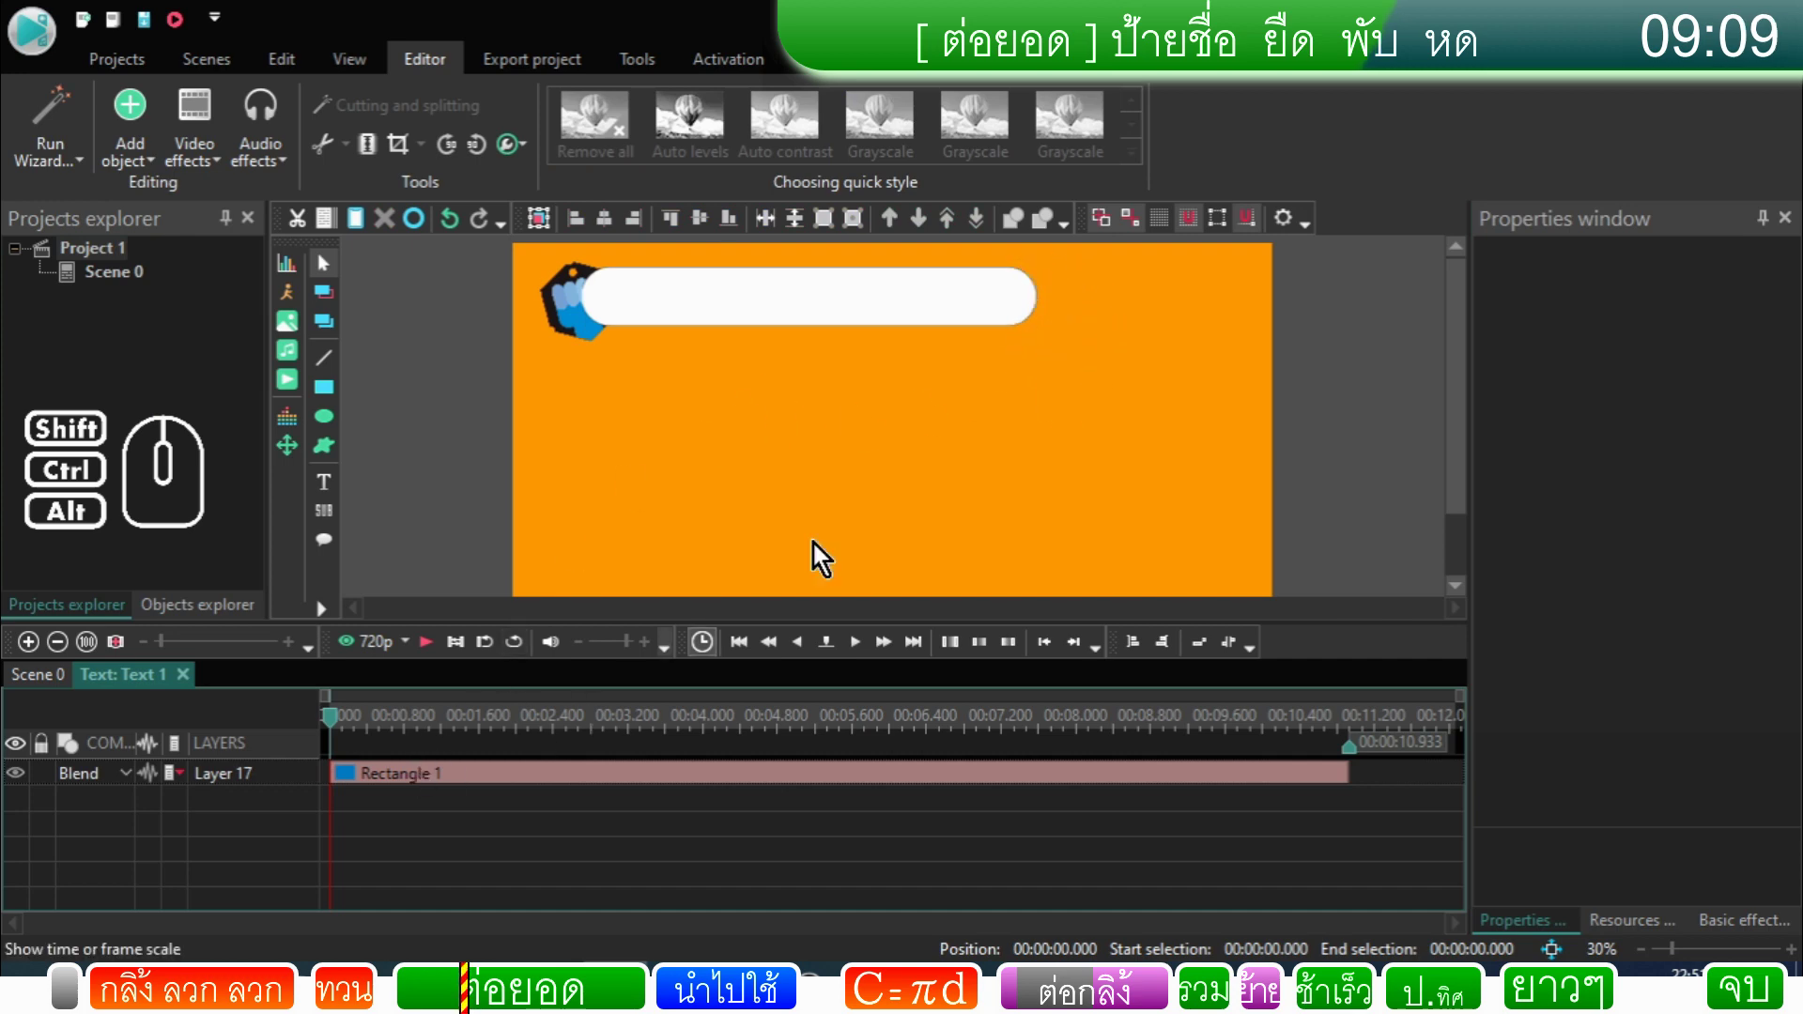
Step: Back on Scene 0, move the logo layer above the text layer so the logo sits in front
left_click(38, 683)
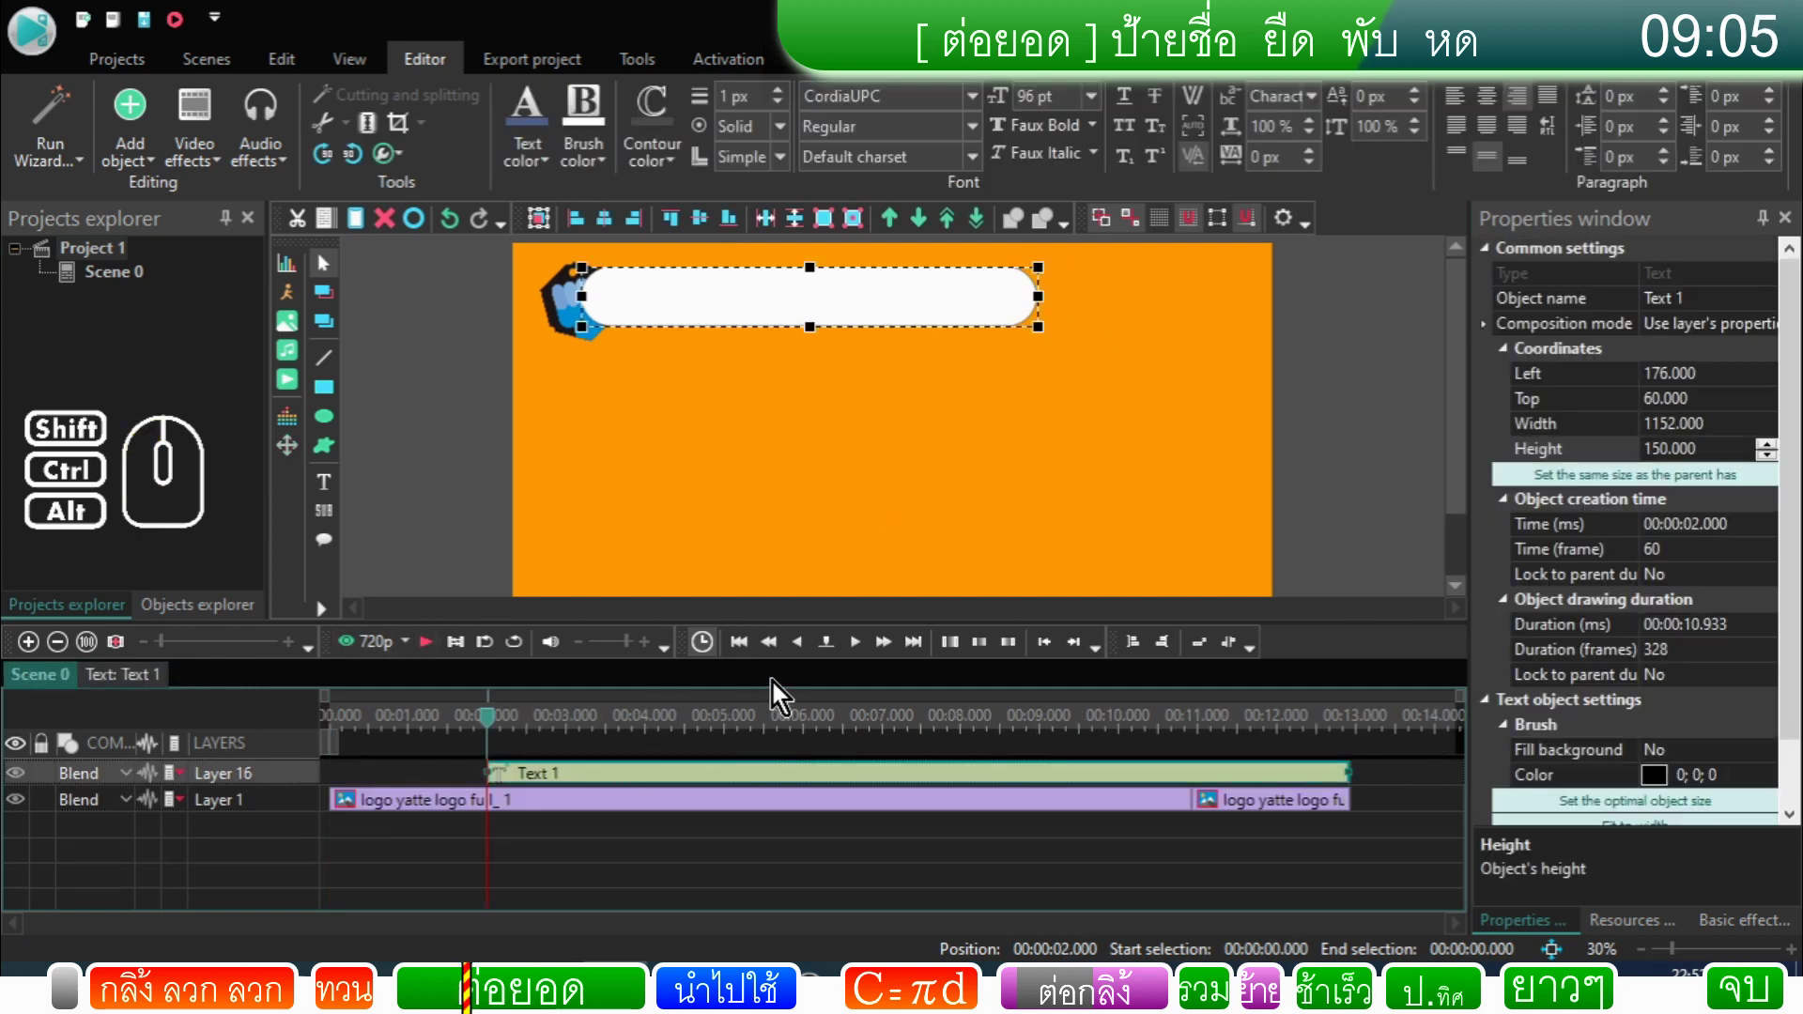
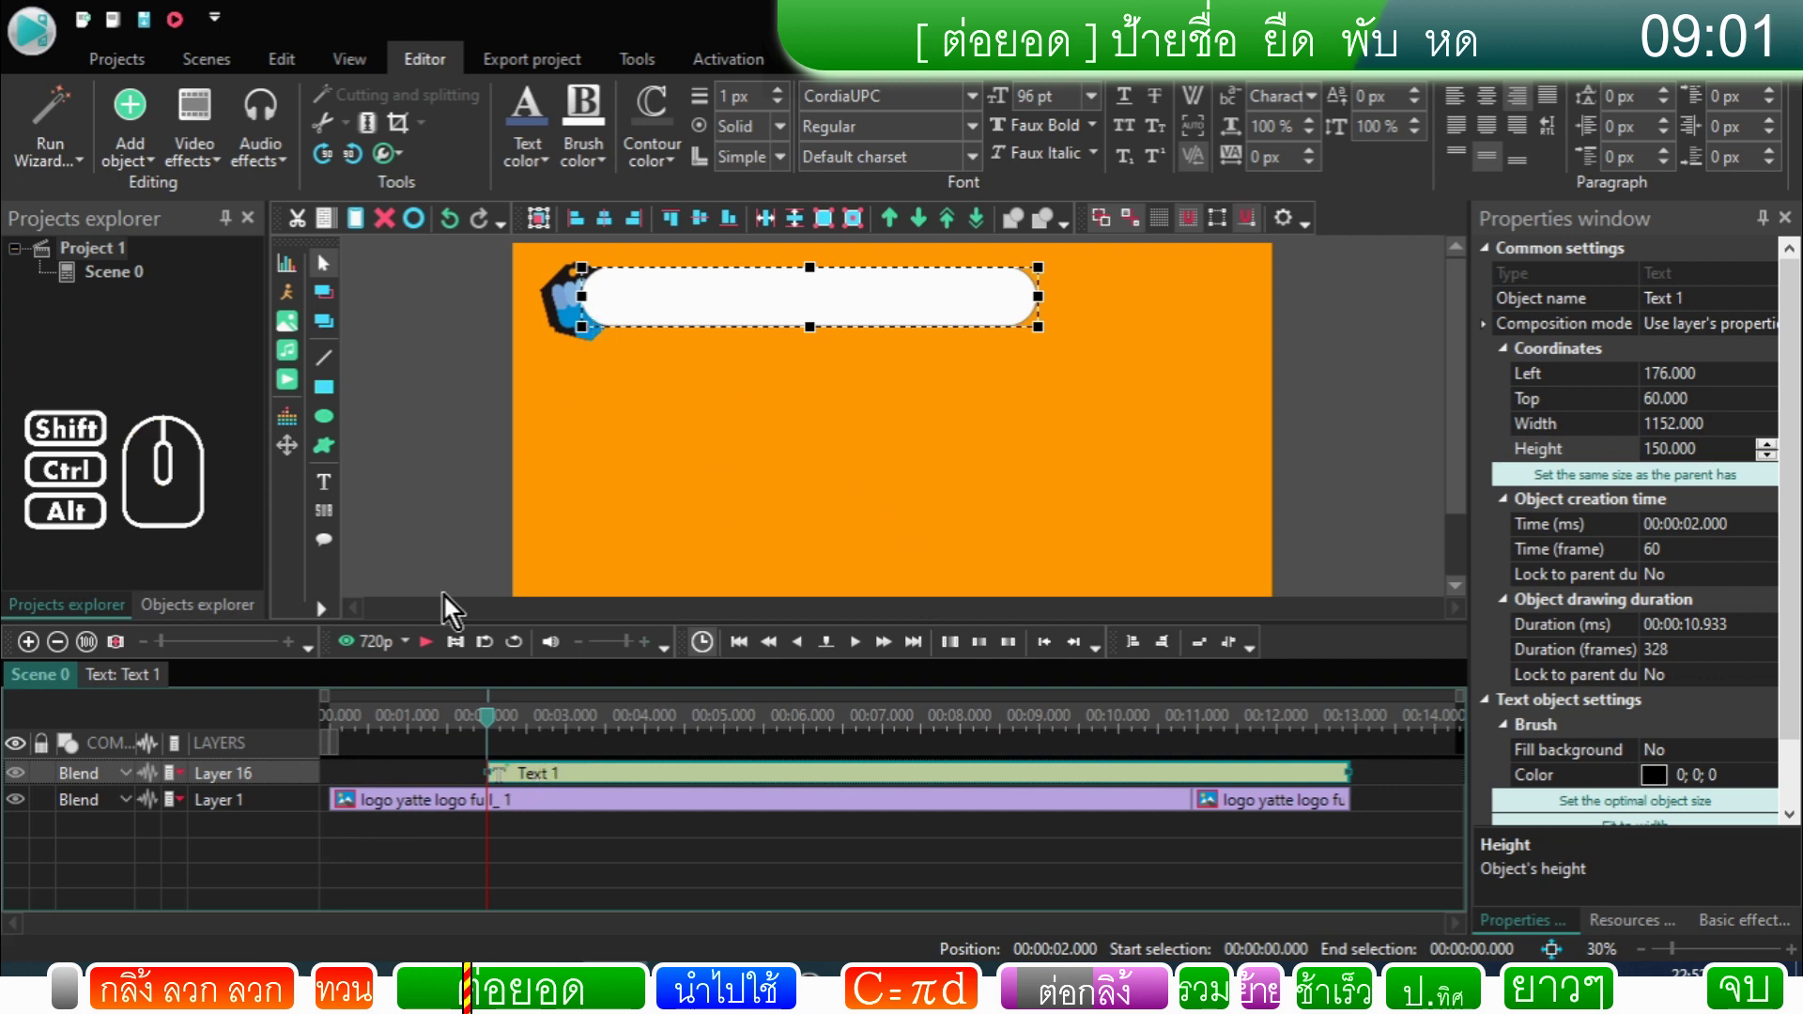
left_click(307, 777)
left_click_drag(300, 780, 291, 811)
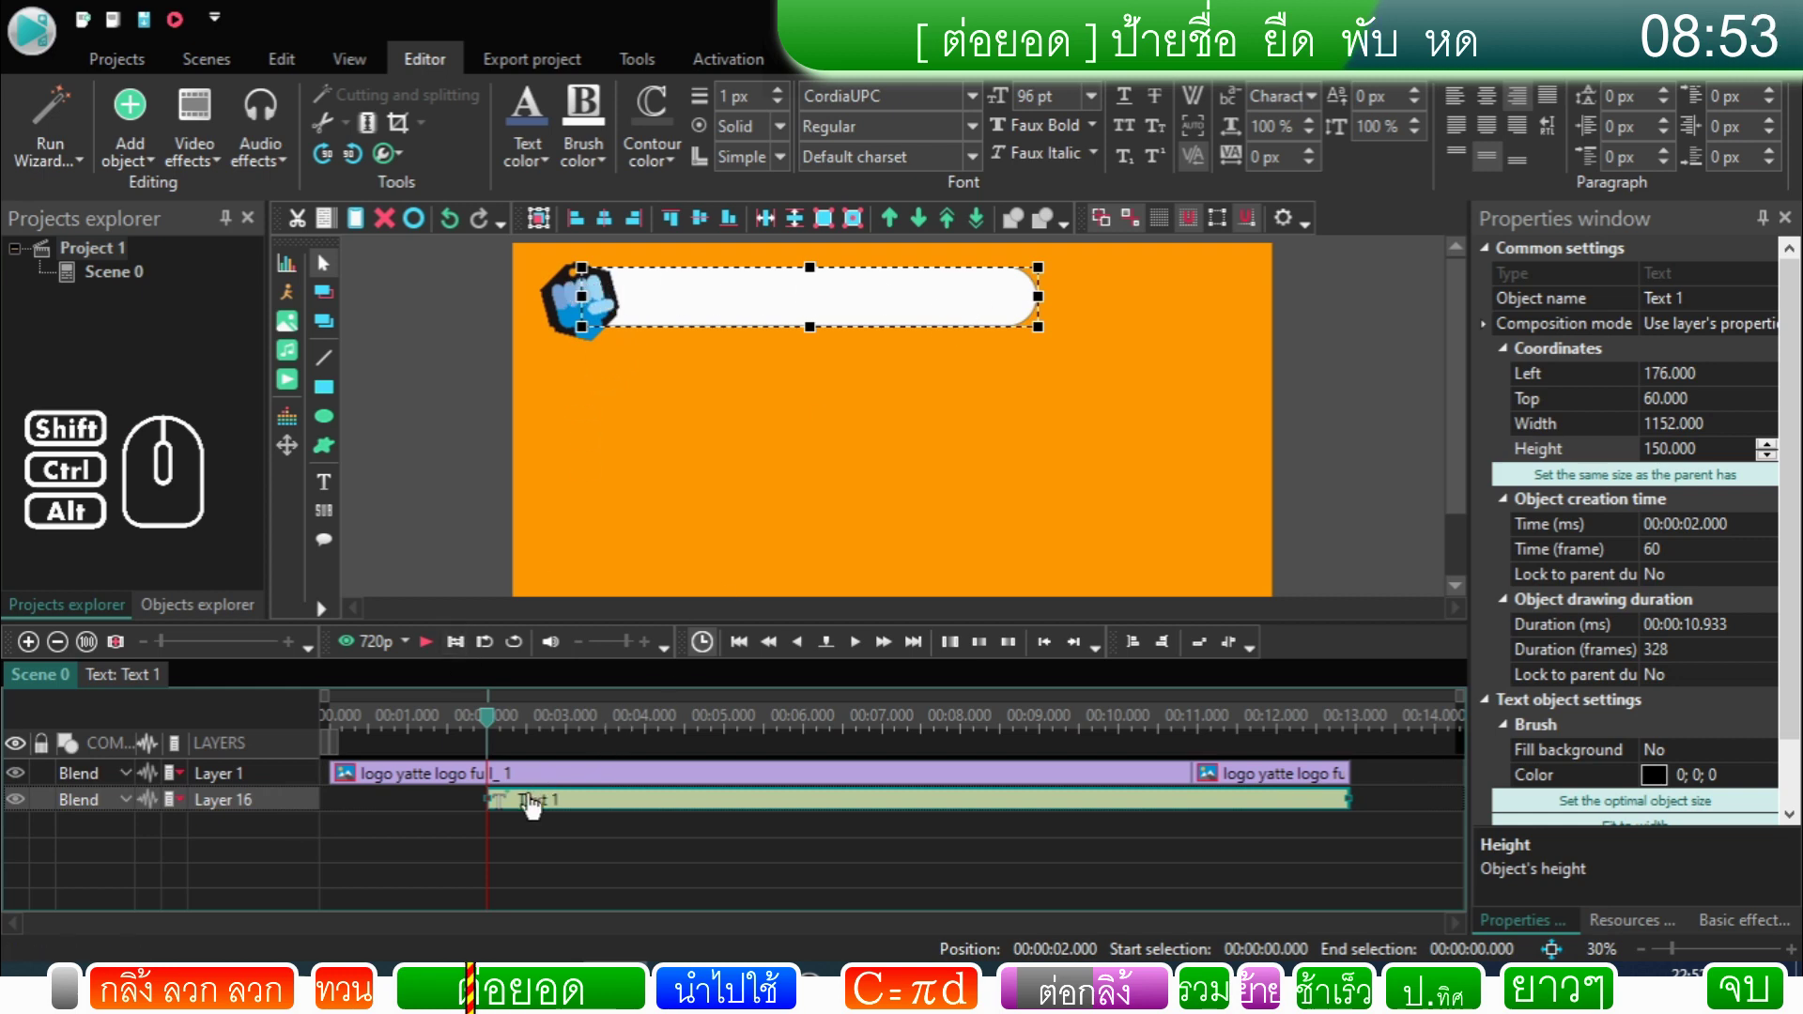
Step: Set the white bar's layer blend mode to Destination so the Subscribe text shows over it
left_click(537, 805)
double_click(537, 806)
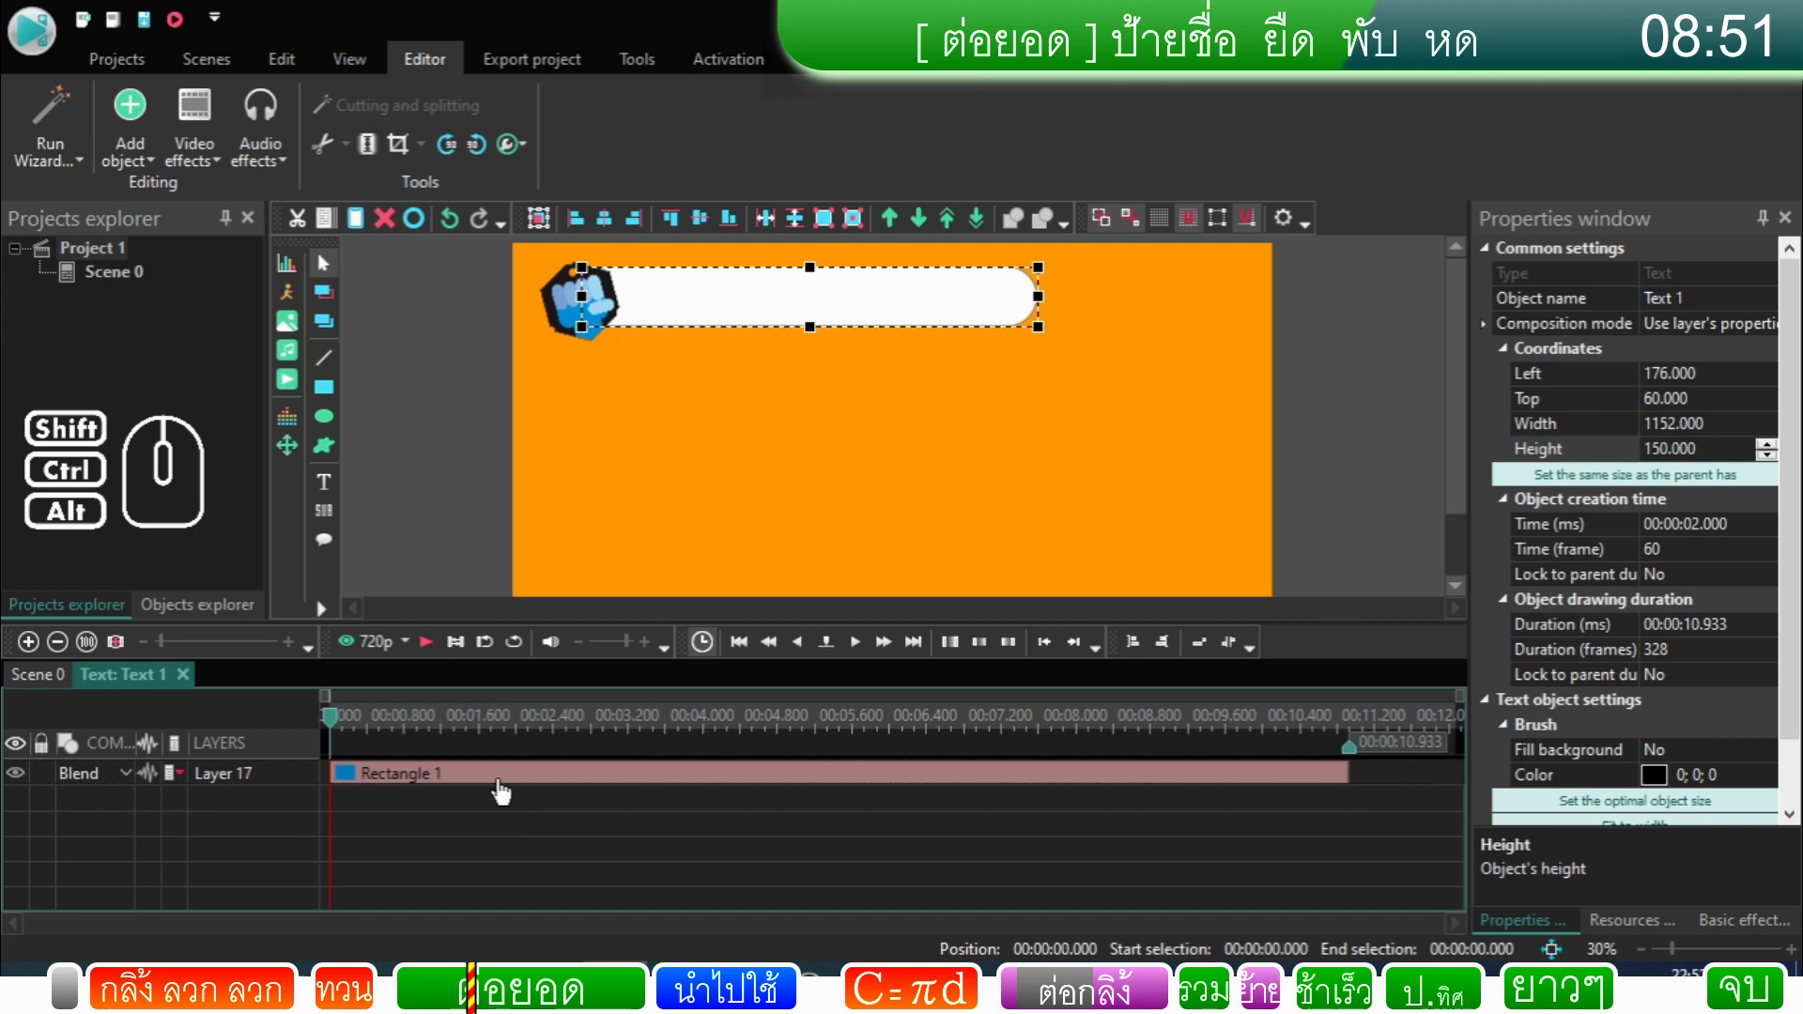
left_click(507, 790)
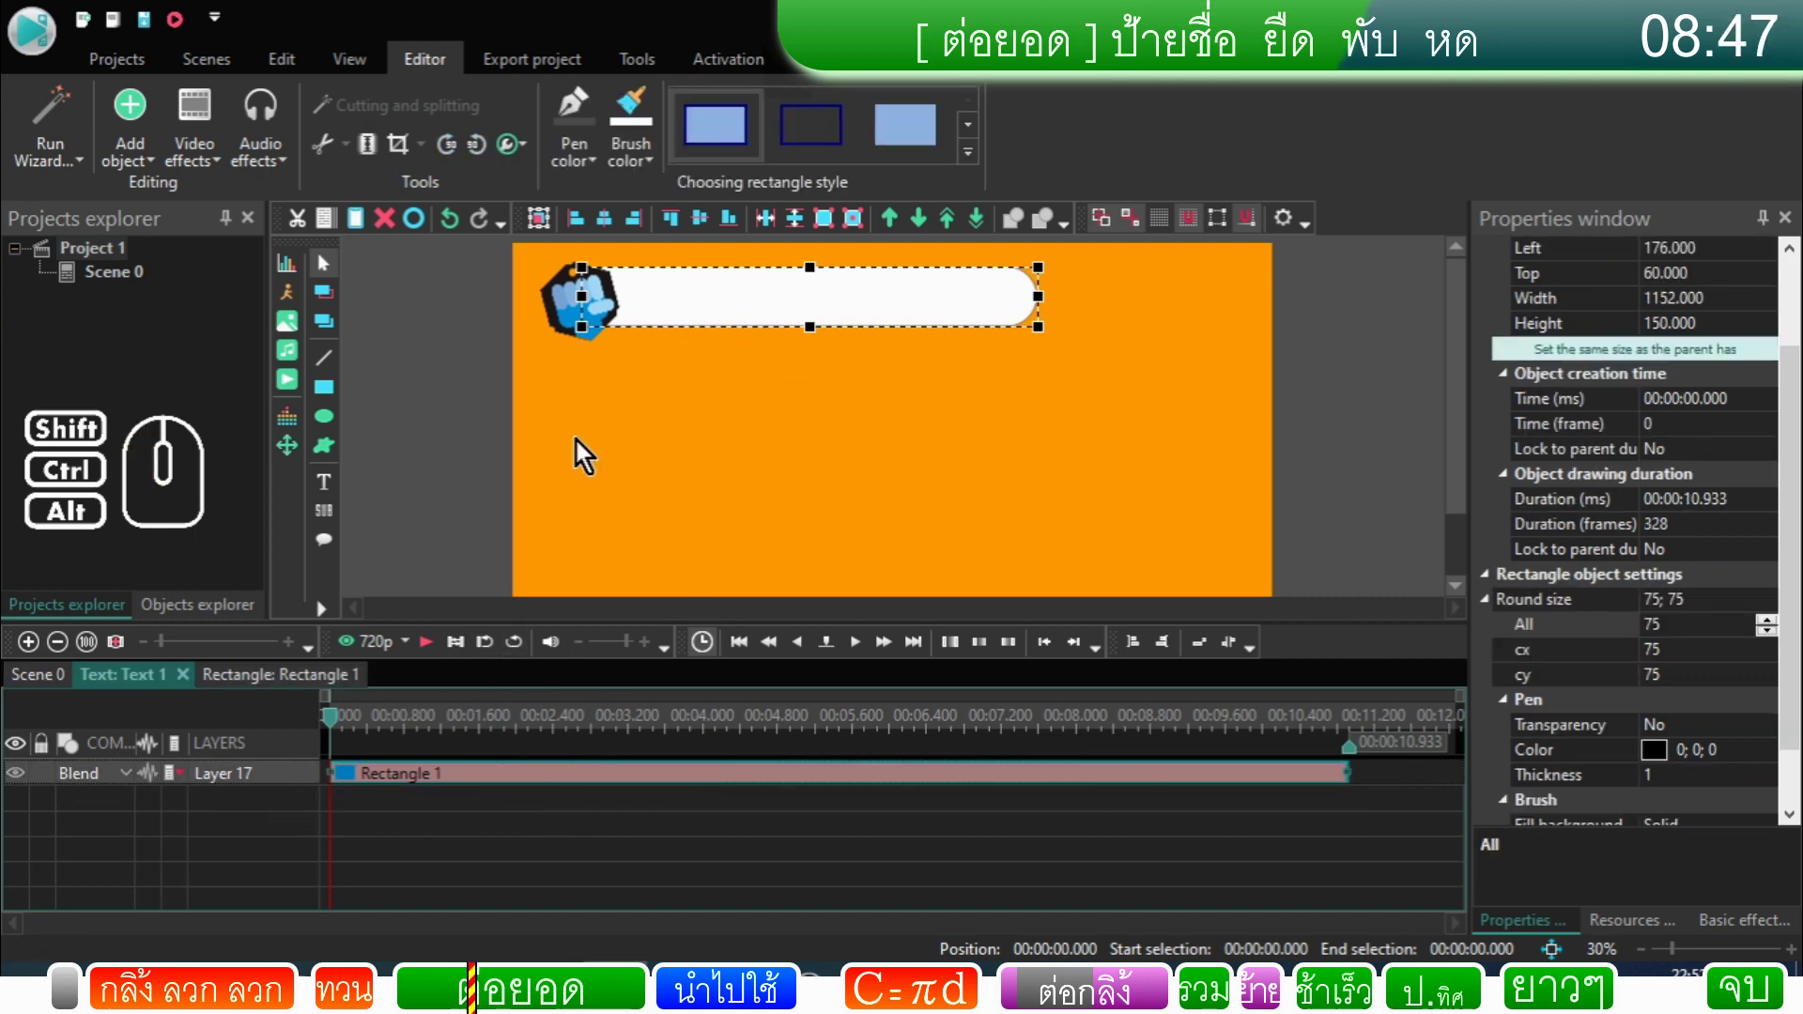
left_click(358, 791)
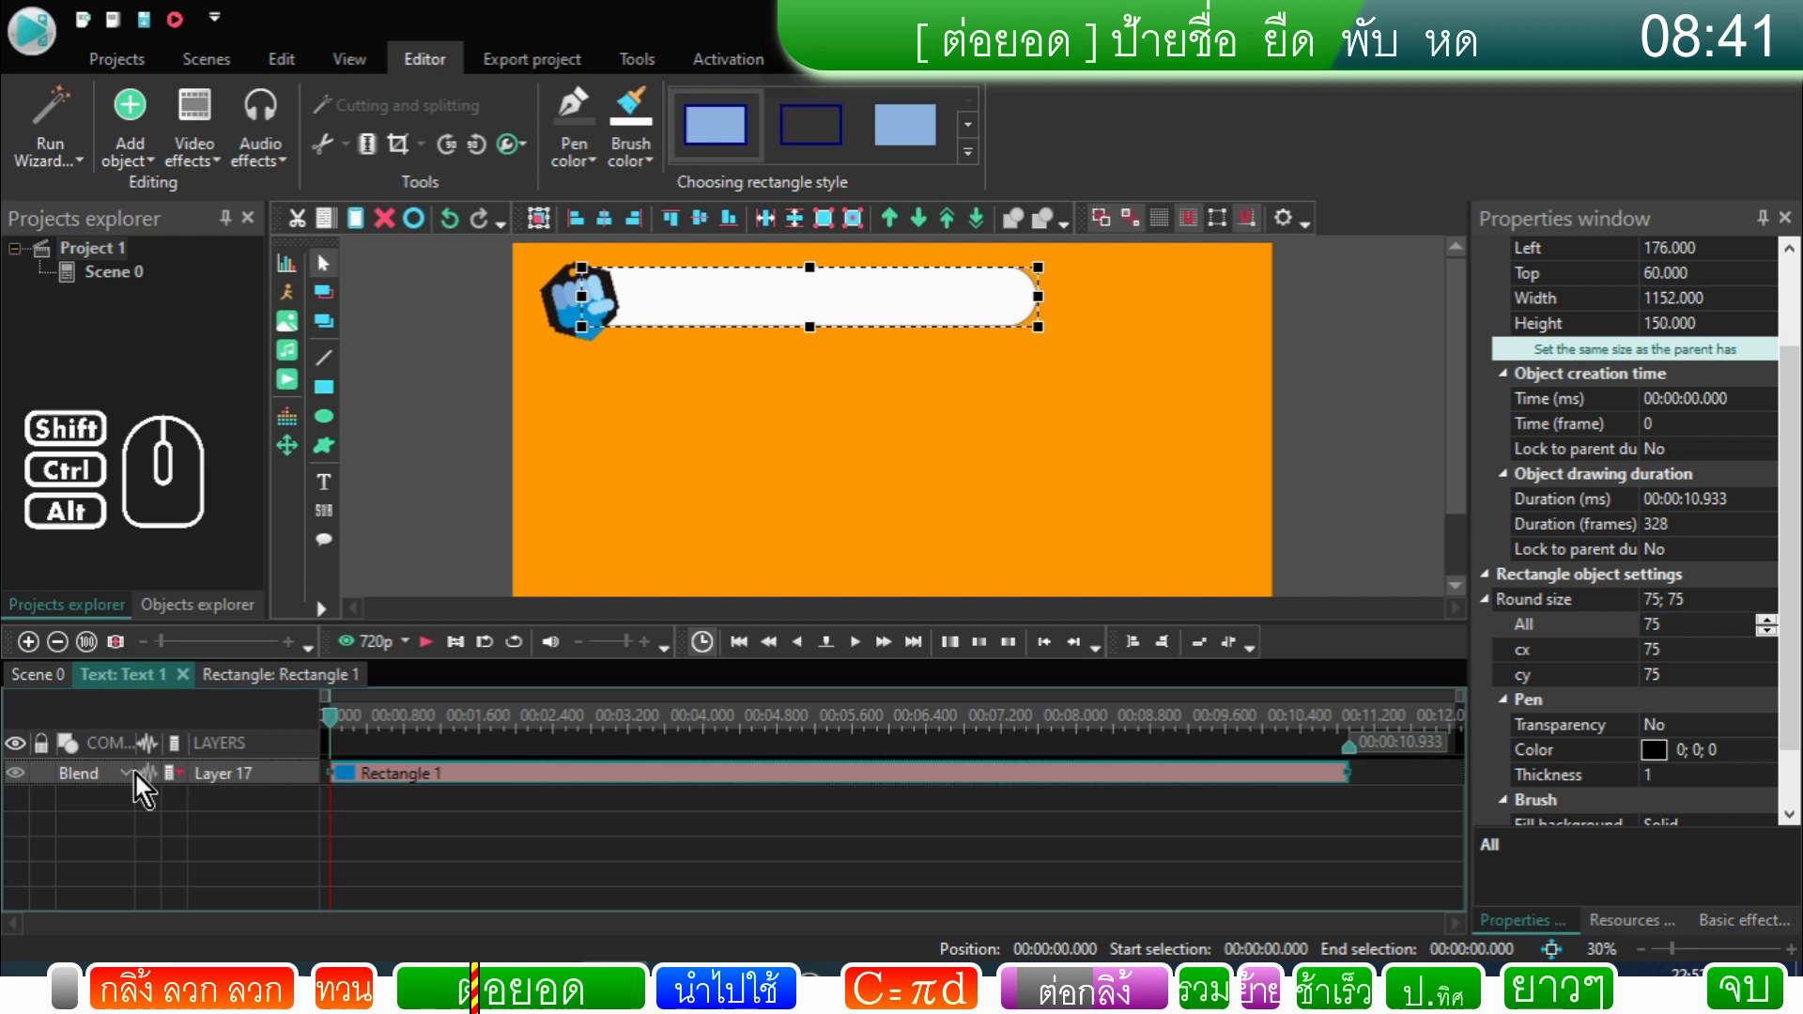
left_click(133, 783)
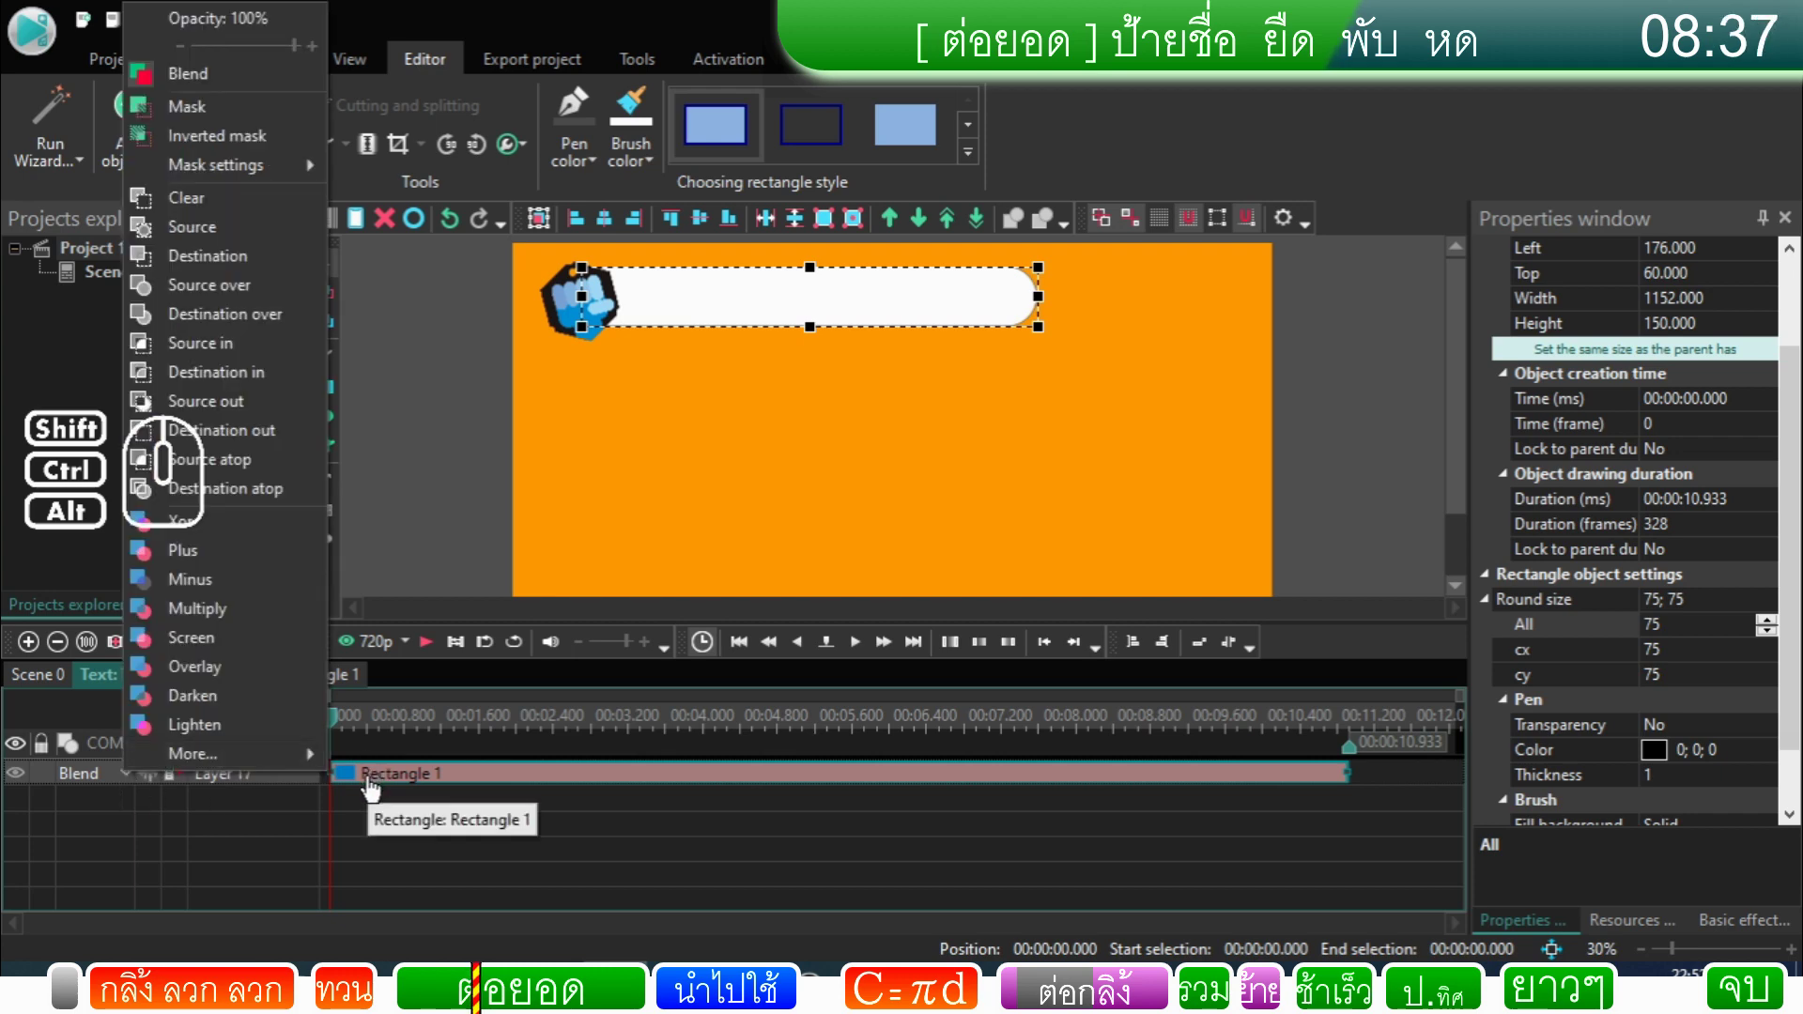
left_click(264, 499)
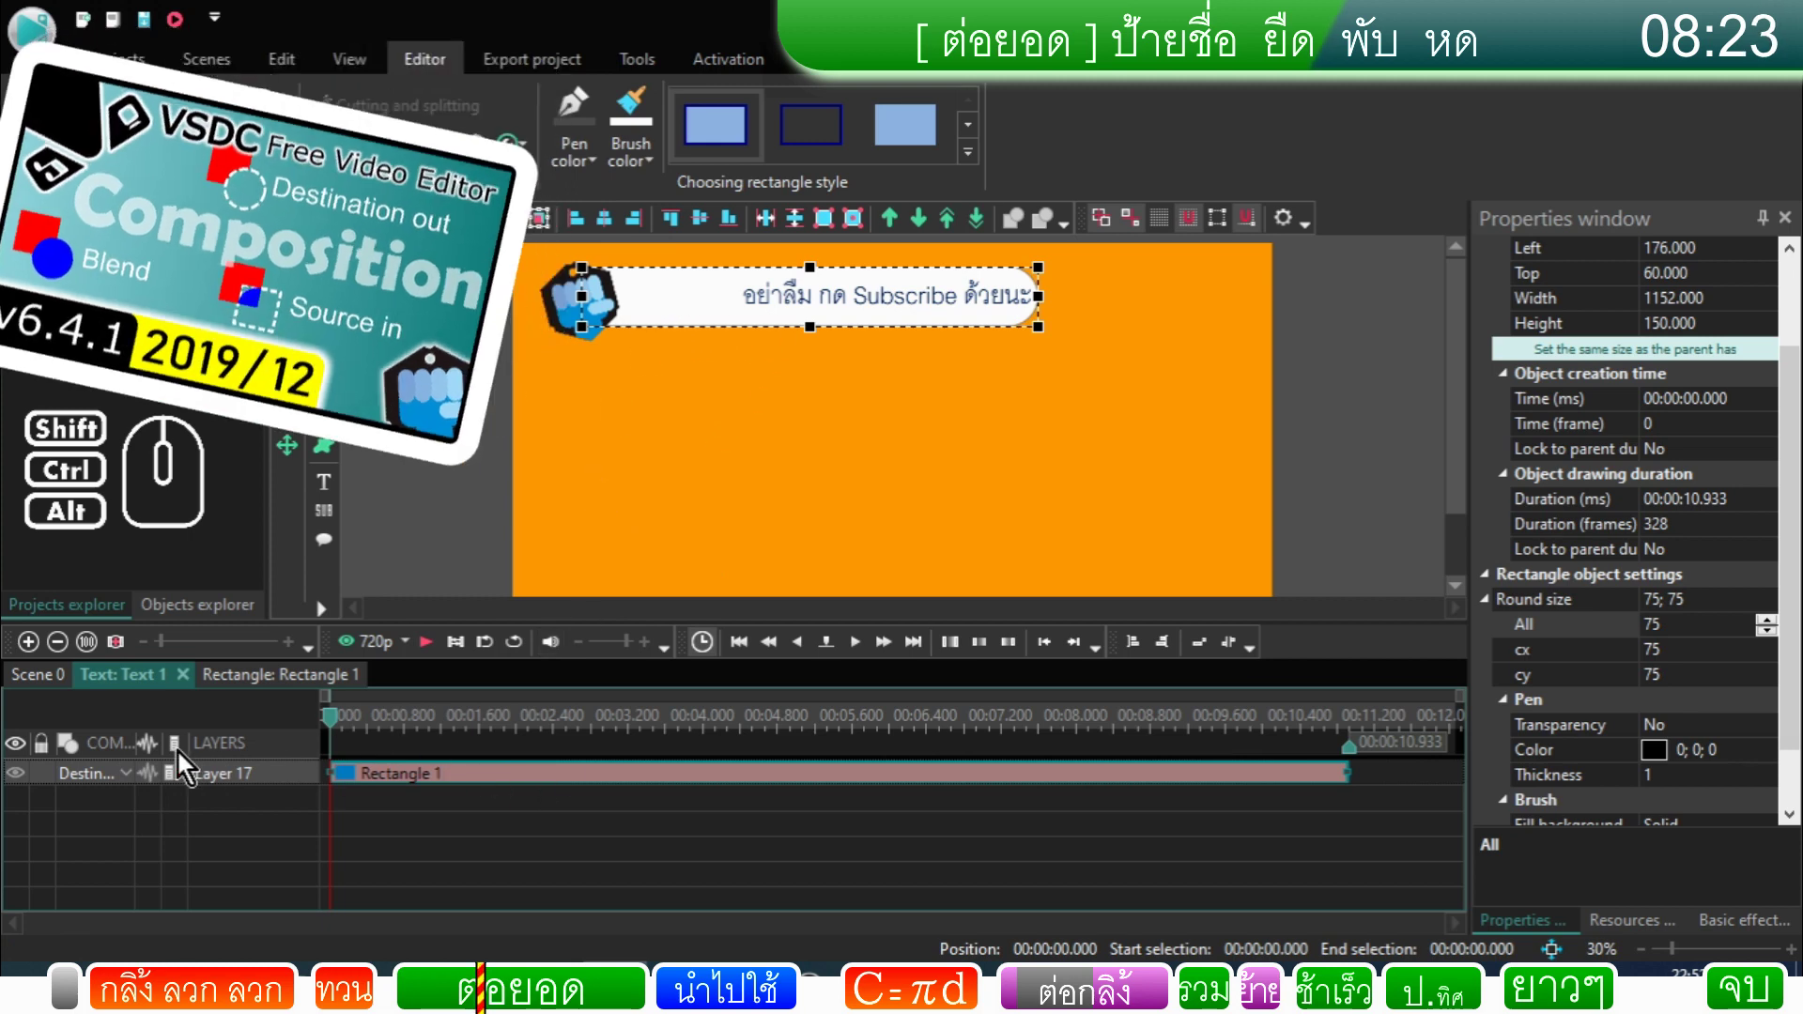
Step: Return to Scene 0 and narrow the Subscribe text object to 912 wide
left_click(60, 685)
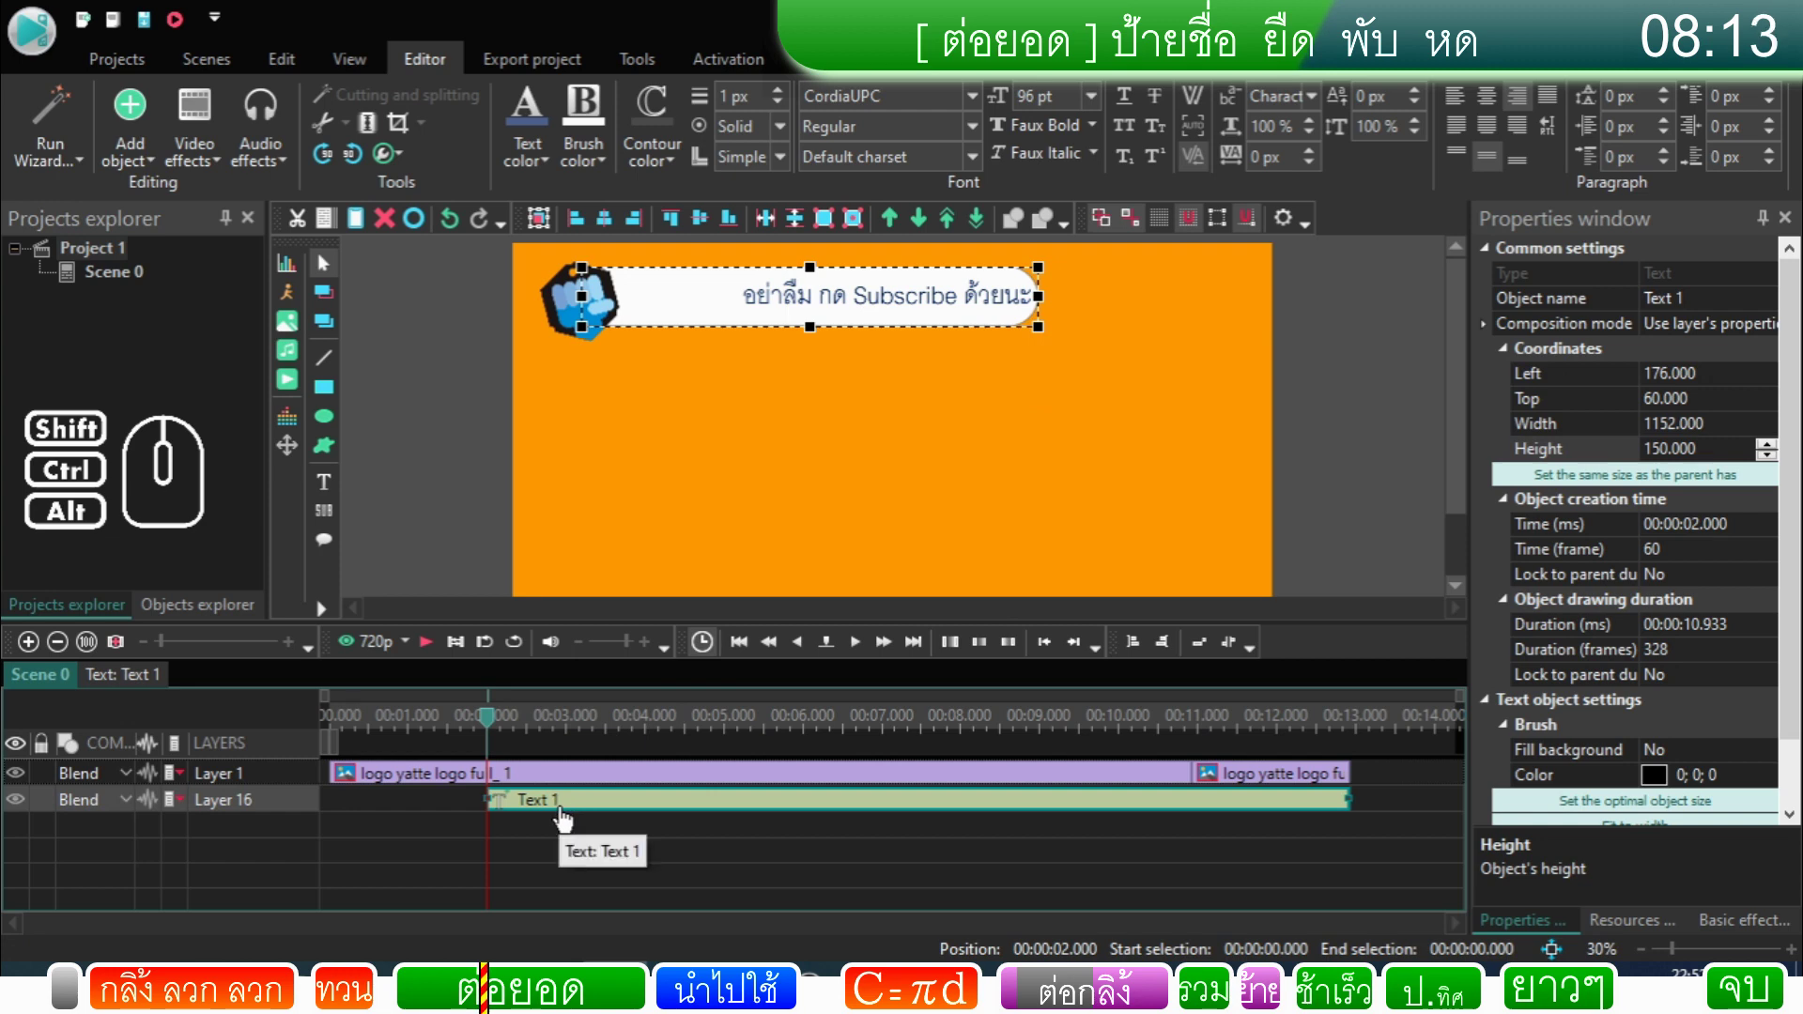
left_click(558, 841)
left_click(566, 812)
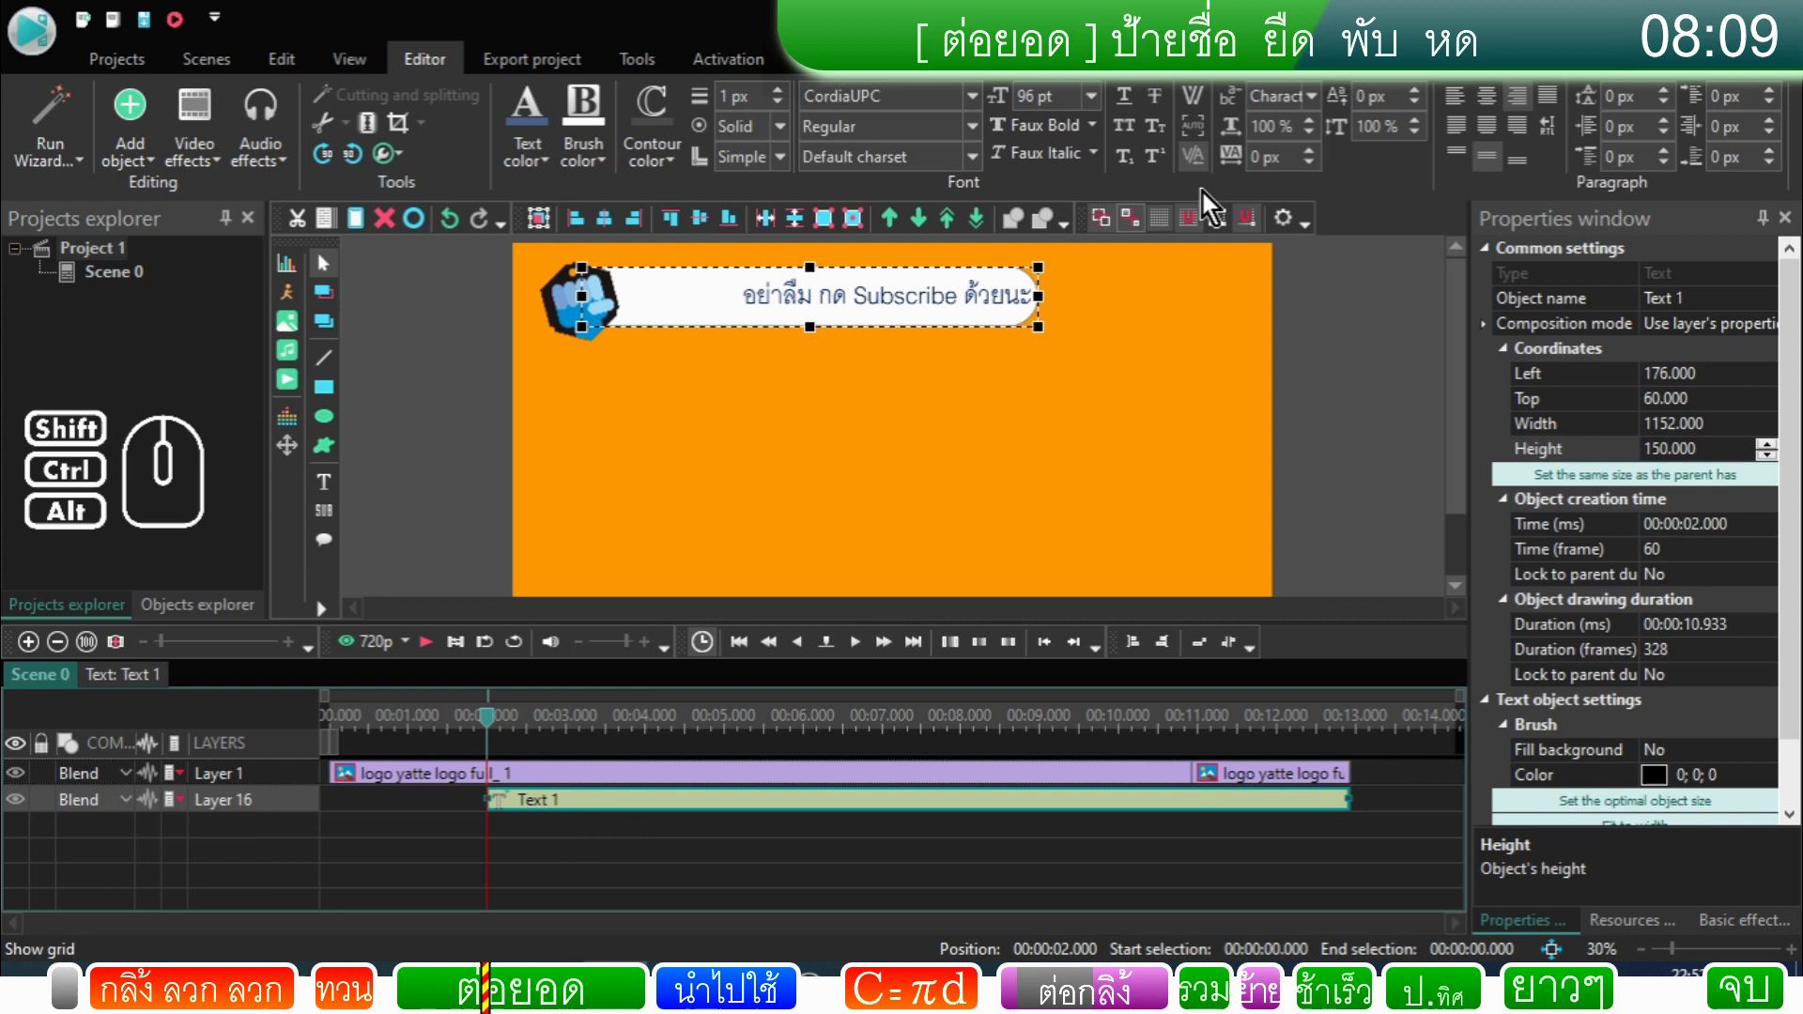
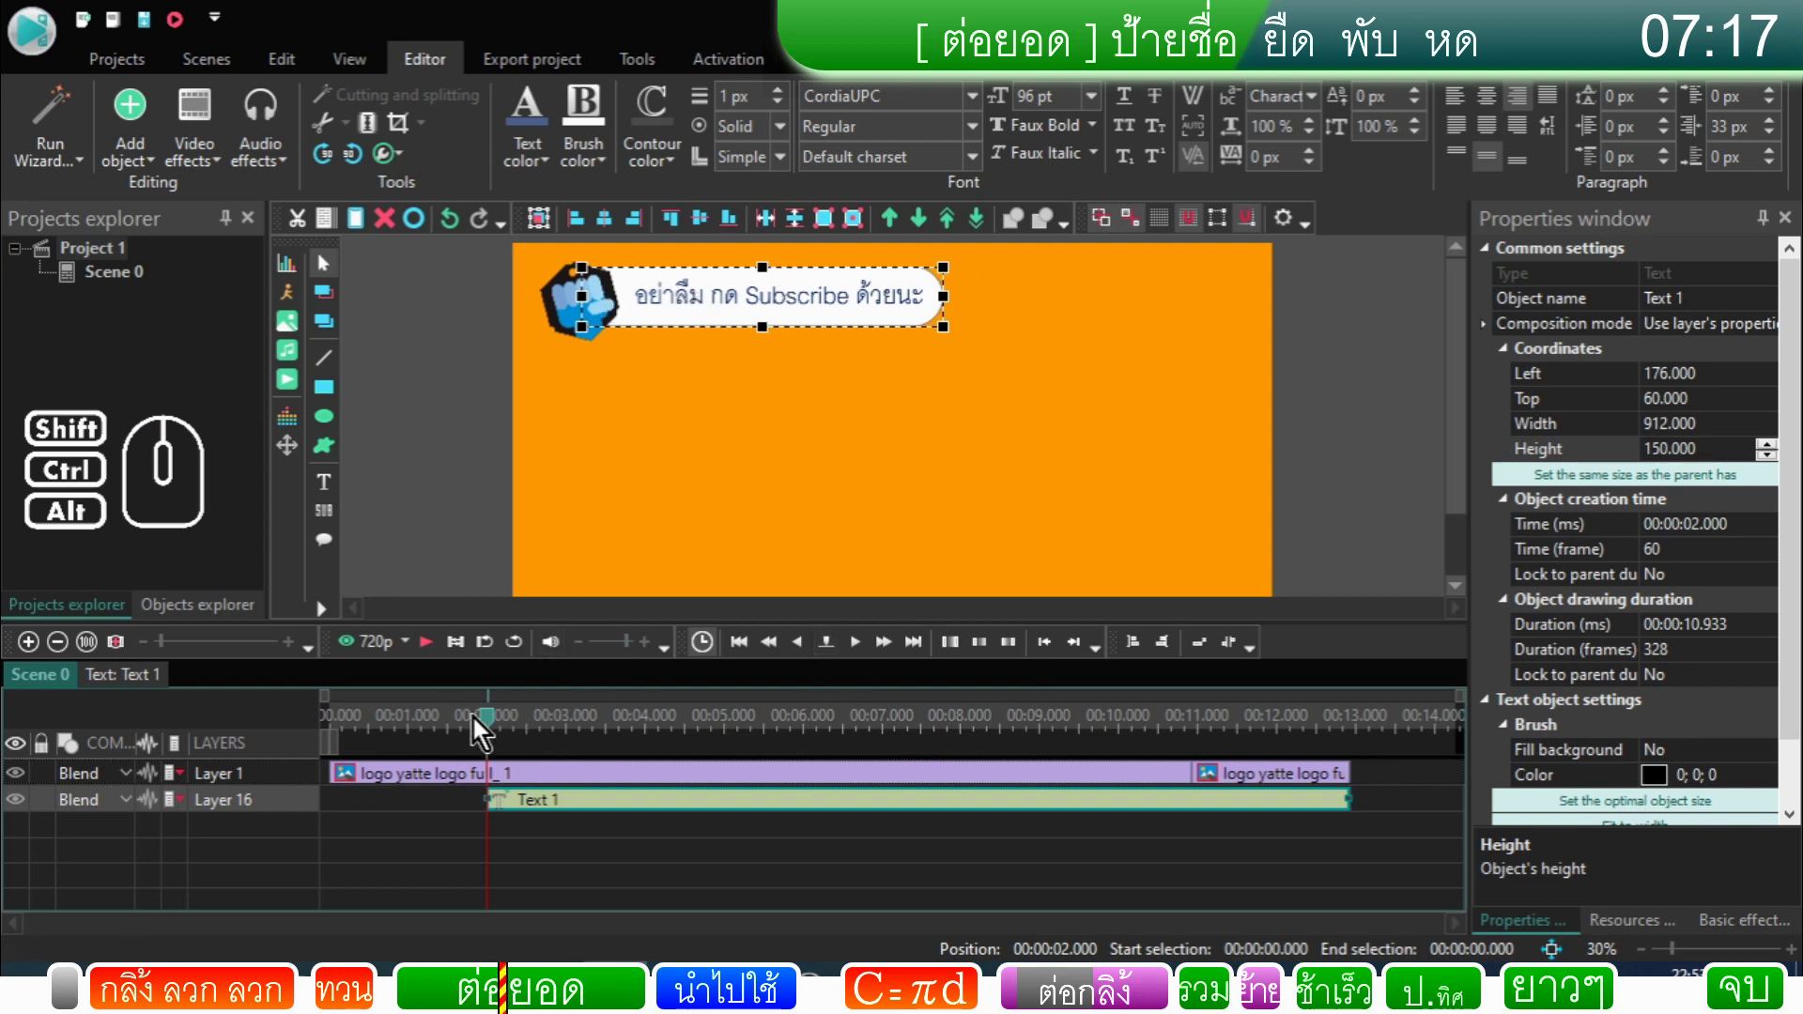
Step: Preview the scene from just before the label appears
left_click(487, 729)
left_click(441, 657)
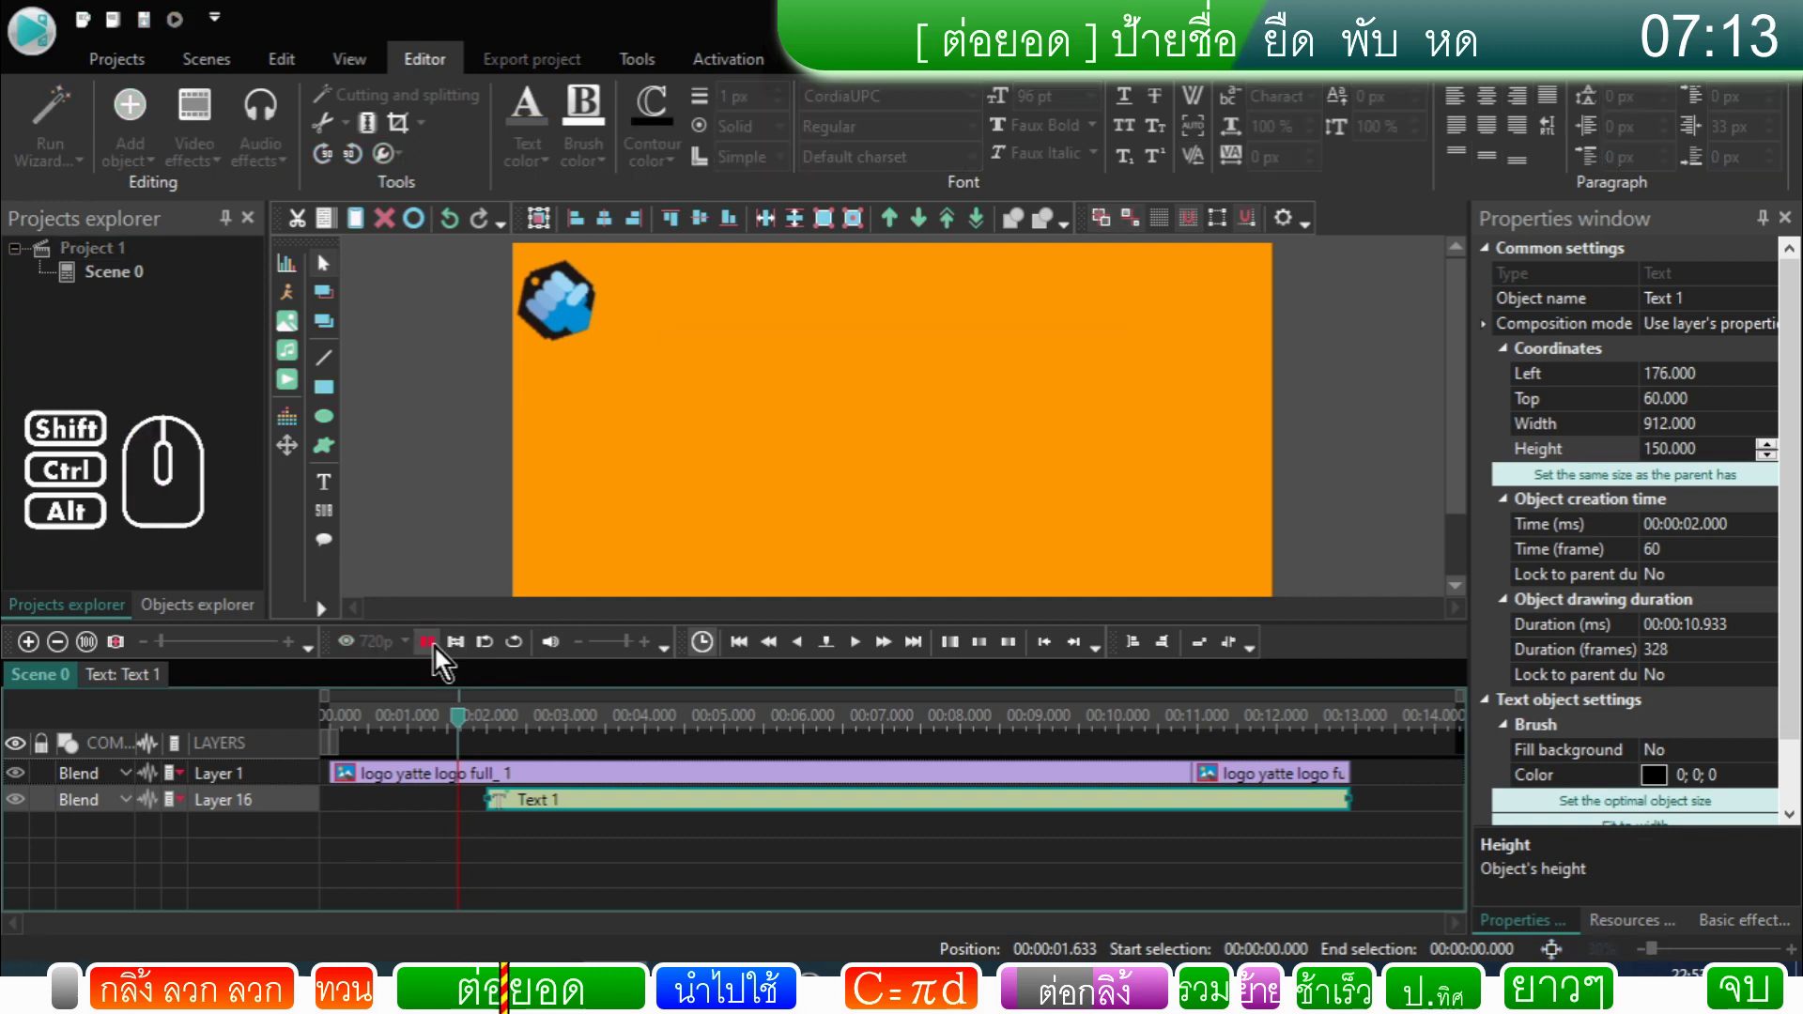
left_click(441, 657)
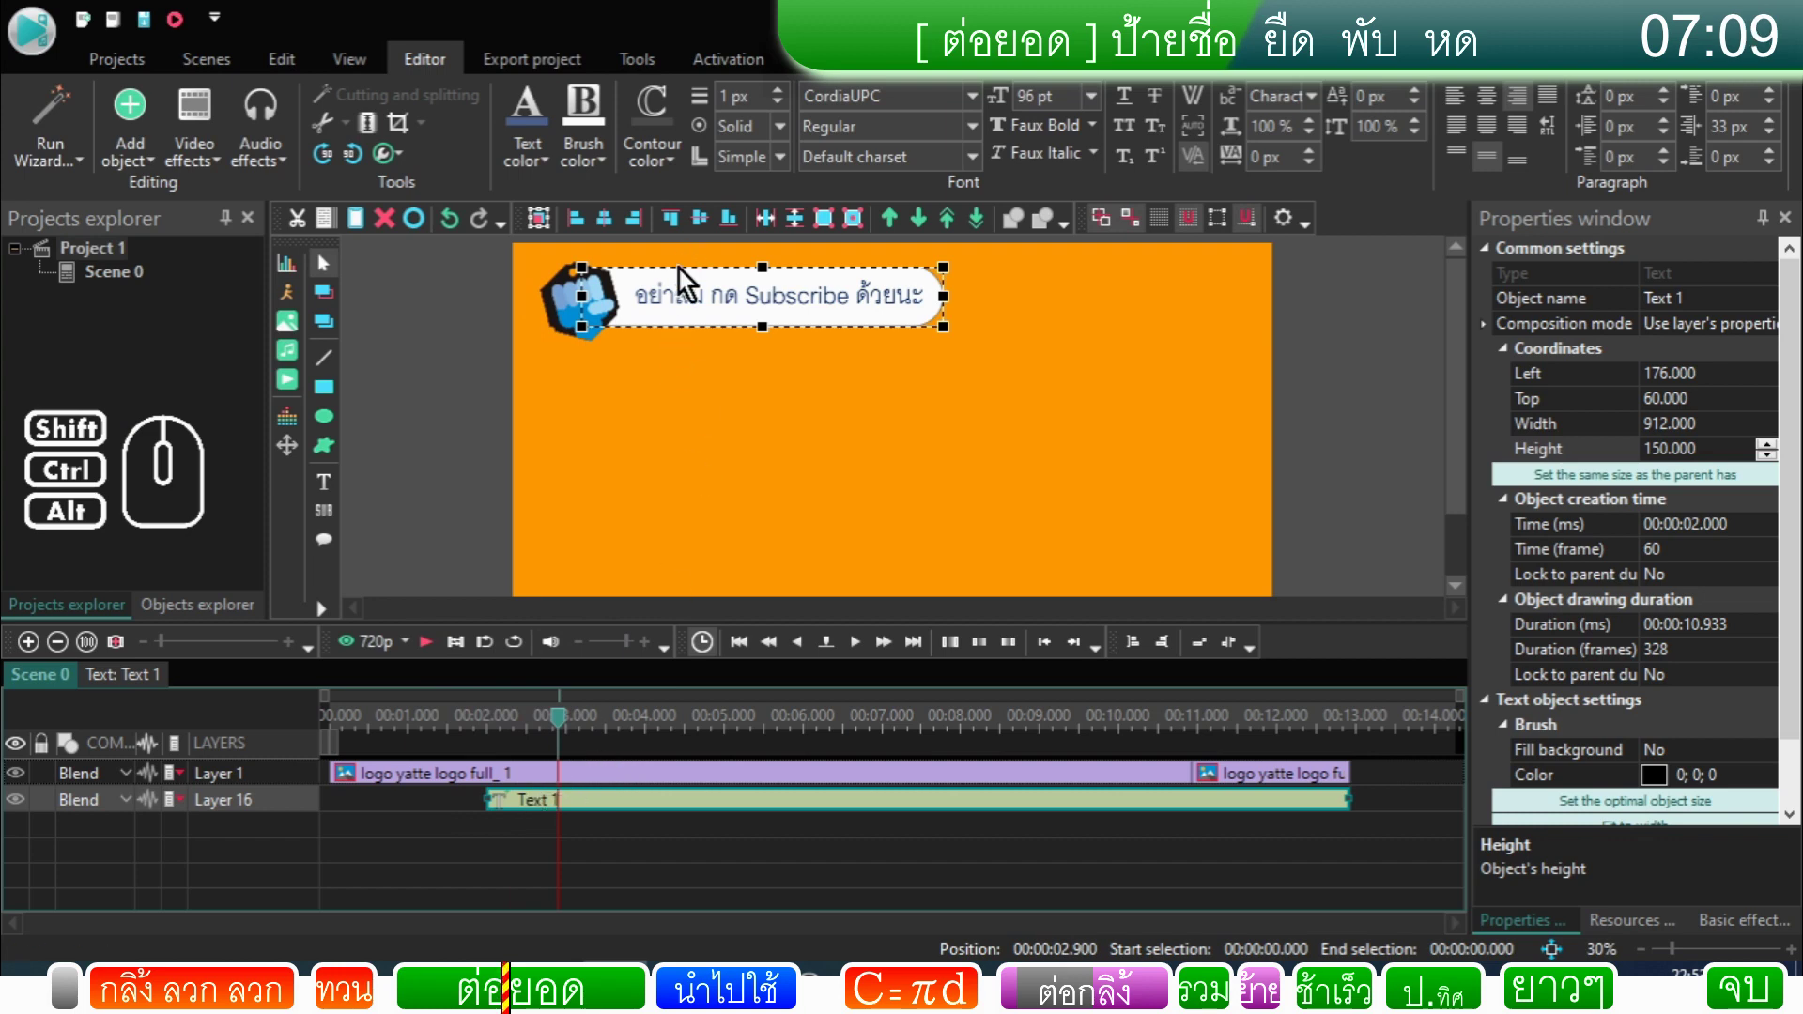
Step: Enter the Text 1 object's timeline and position the playhead at 00:00:01.000
double_click(560, 806)
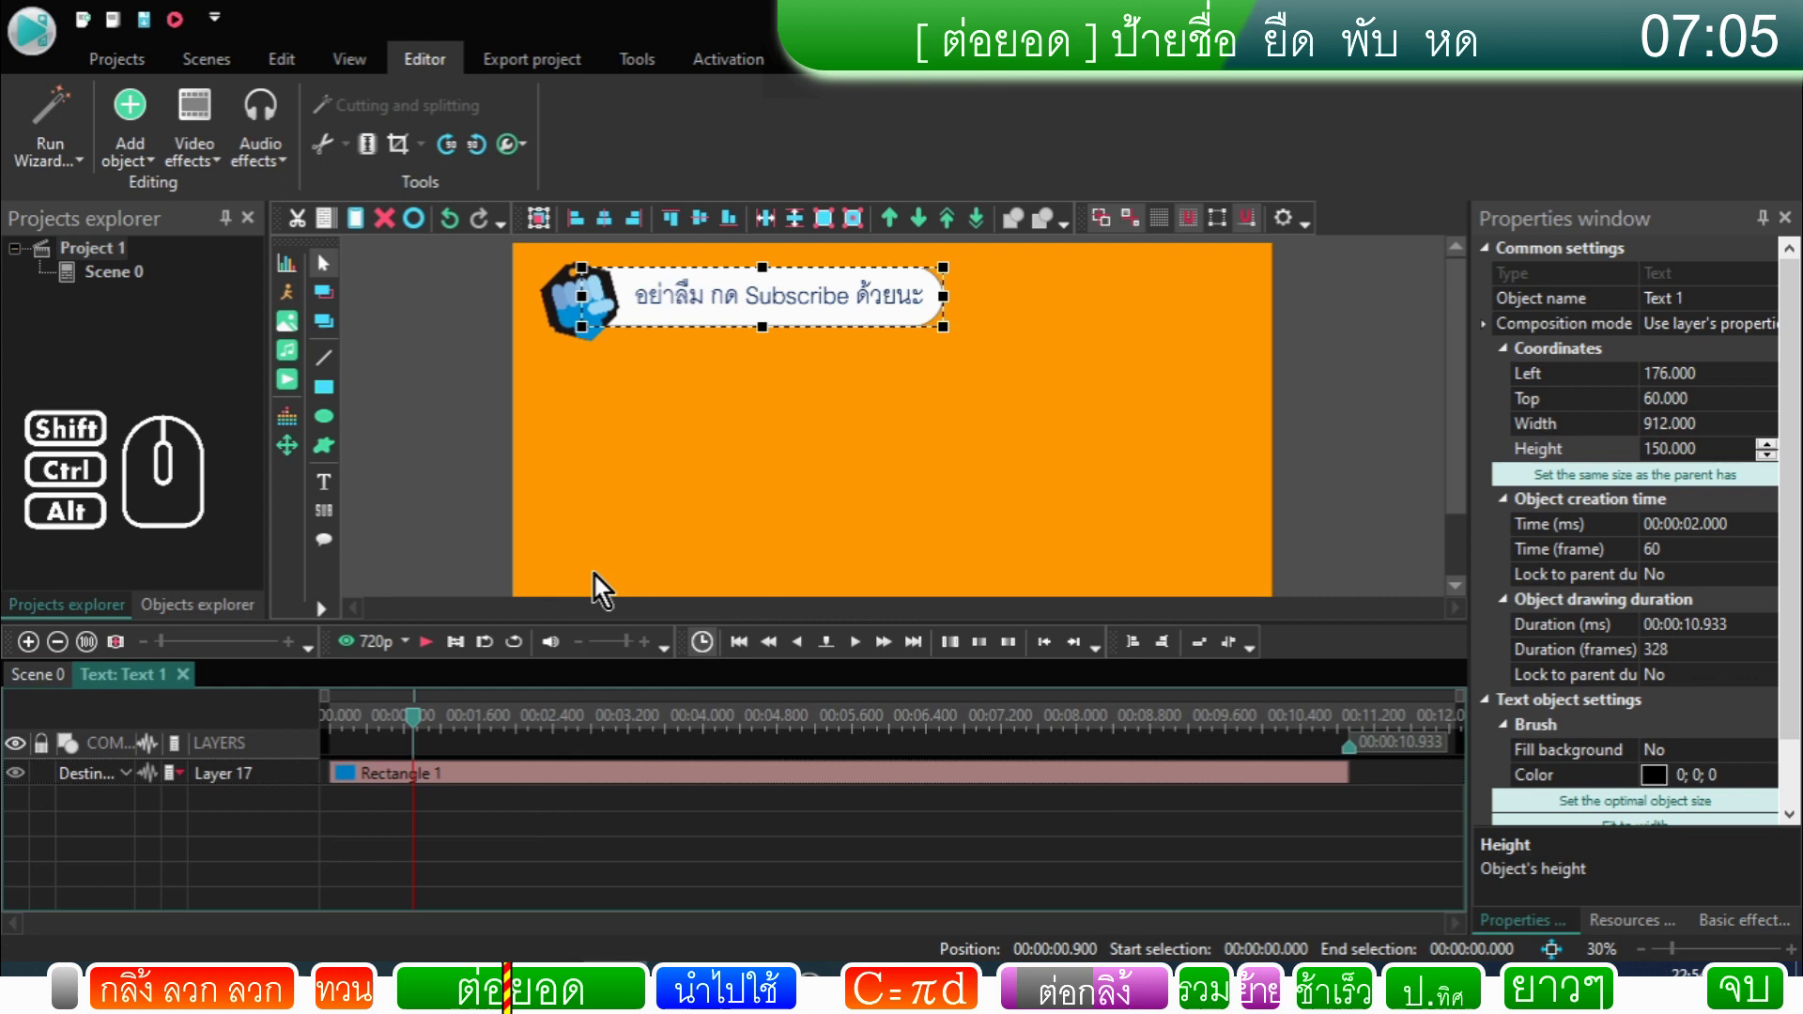
left_click_drag(419, 731, 296, 737)
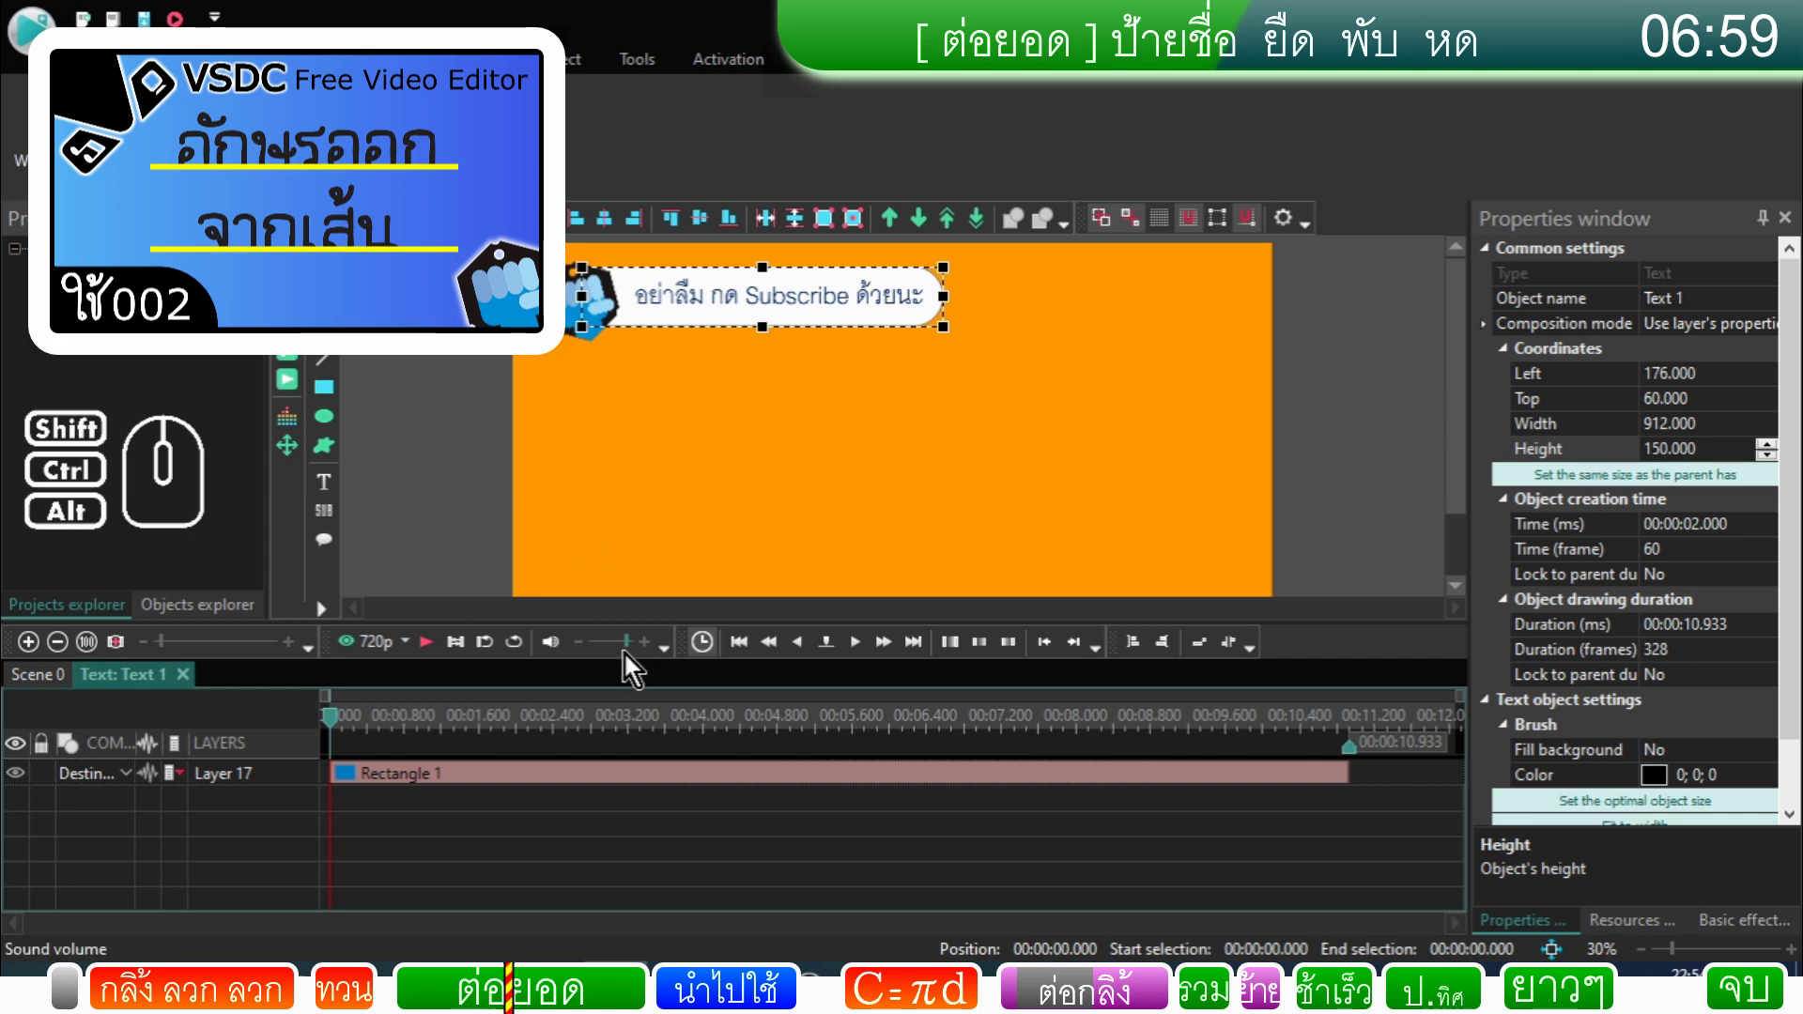
left_click(882, 651)
Step: Add a Push transition ending at the cursor position, giving a one-second effect
left_click(882, 651)
left_click(209, 157)
left_click(428, 471)
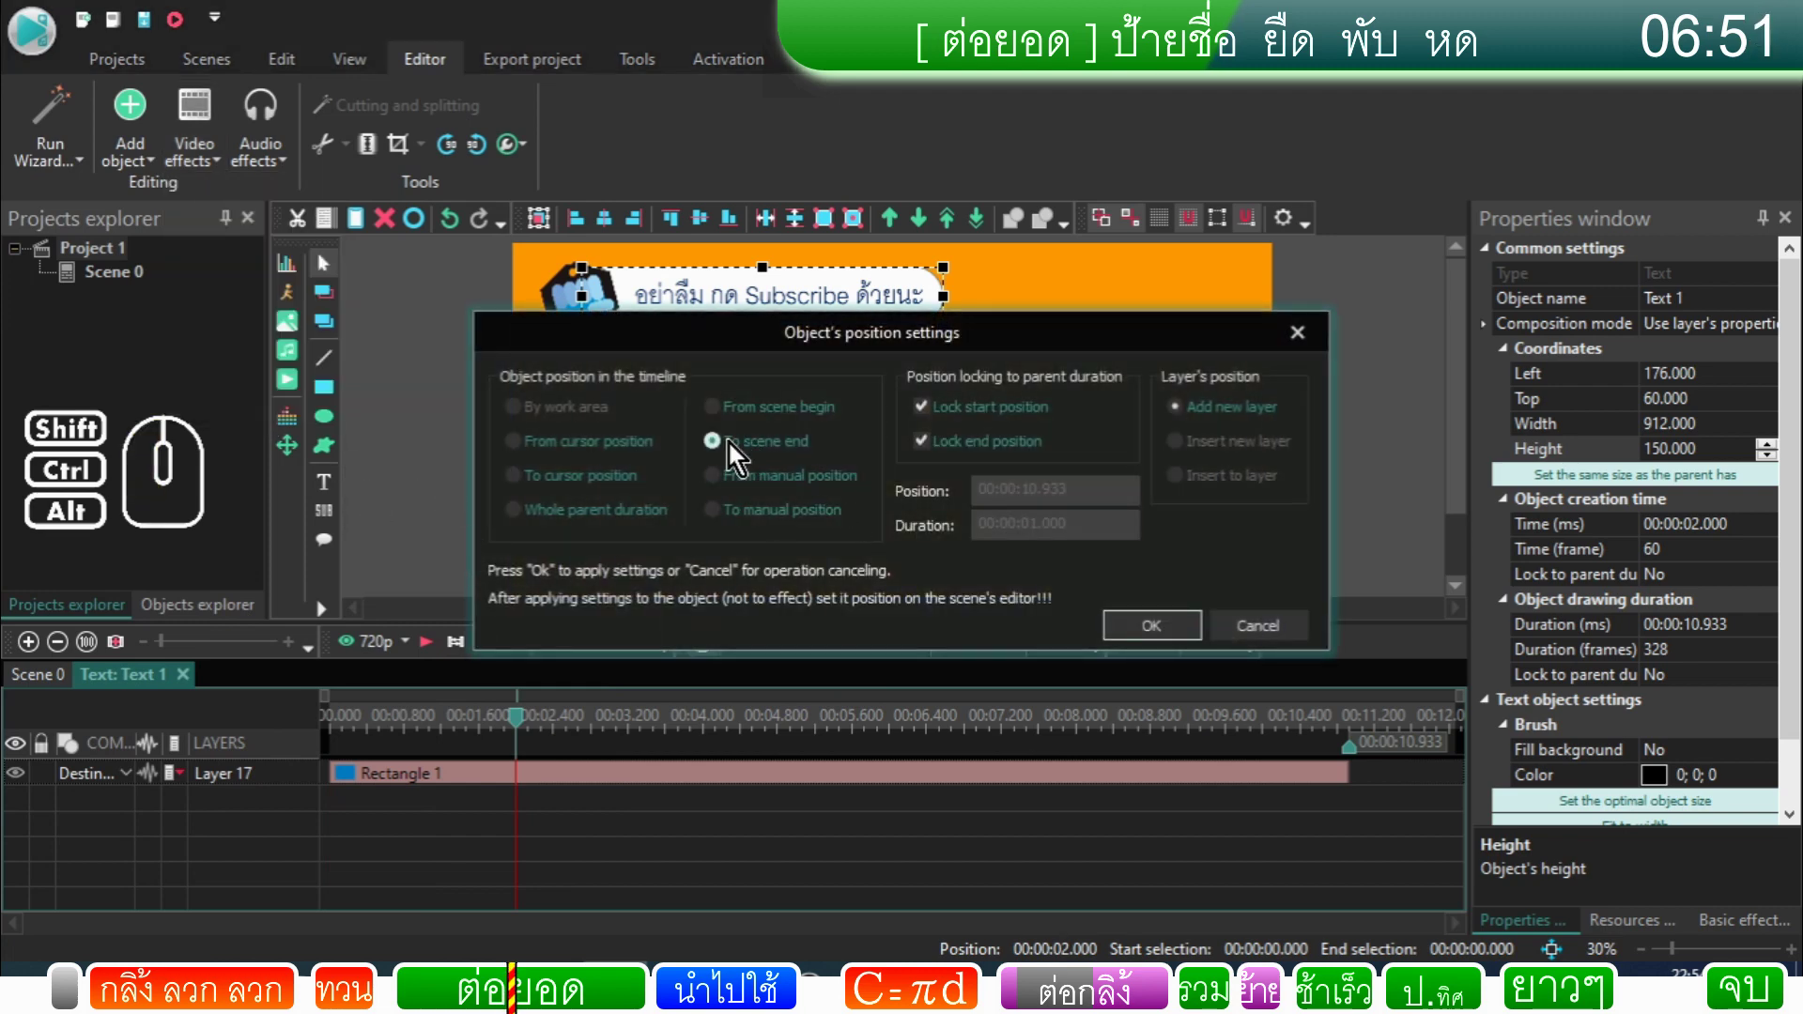
left_click(546, 490)
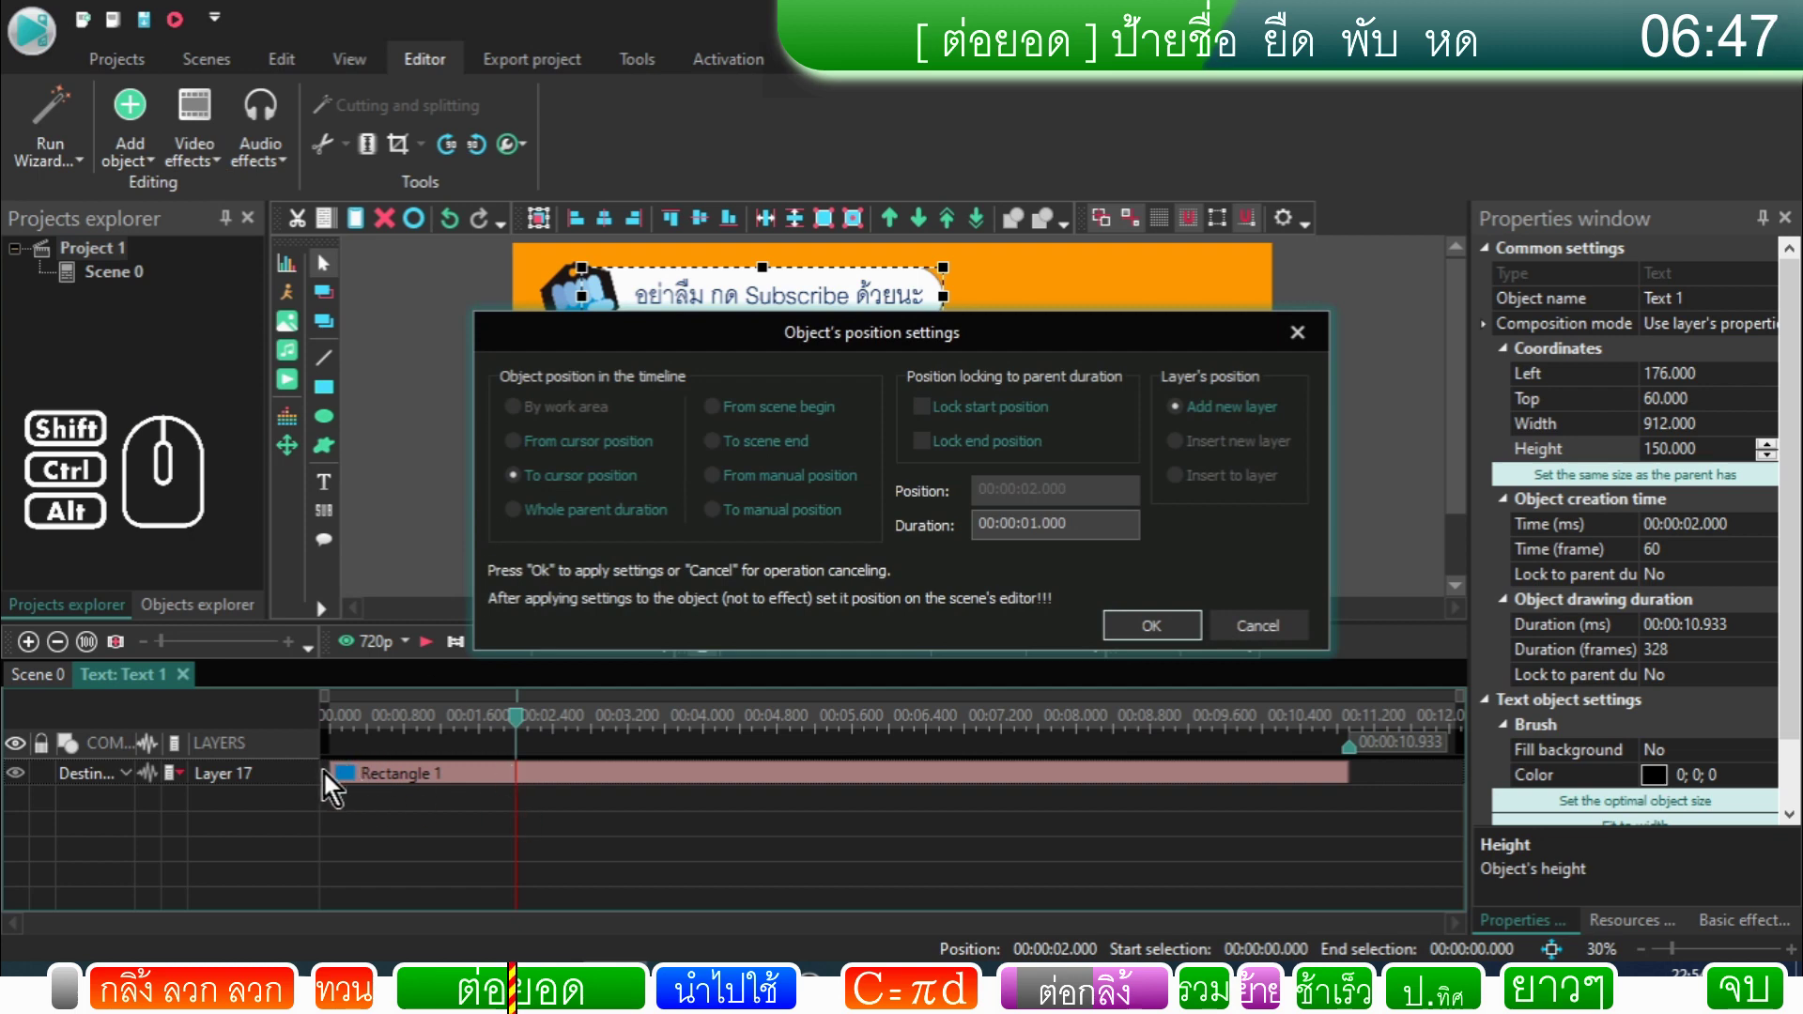
left_click(1174, 627)
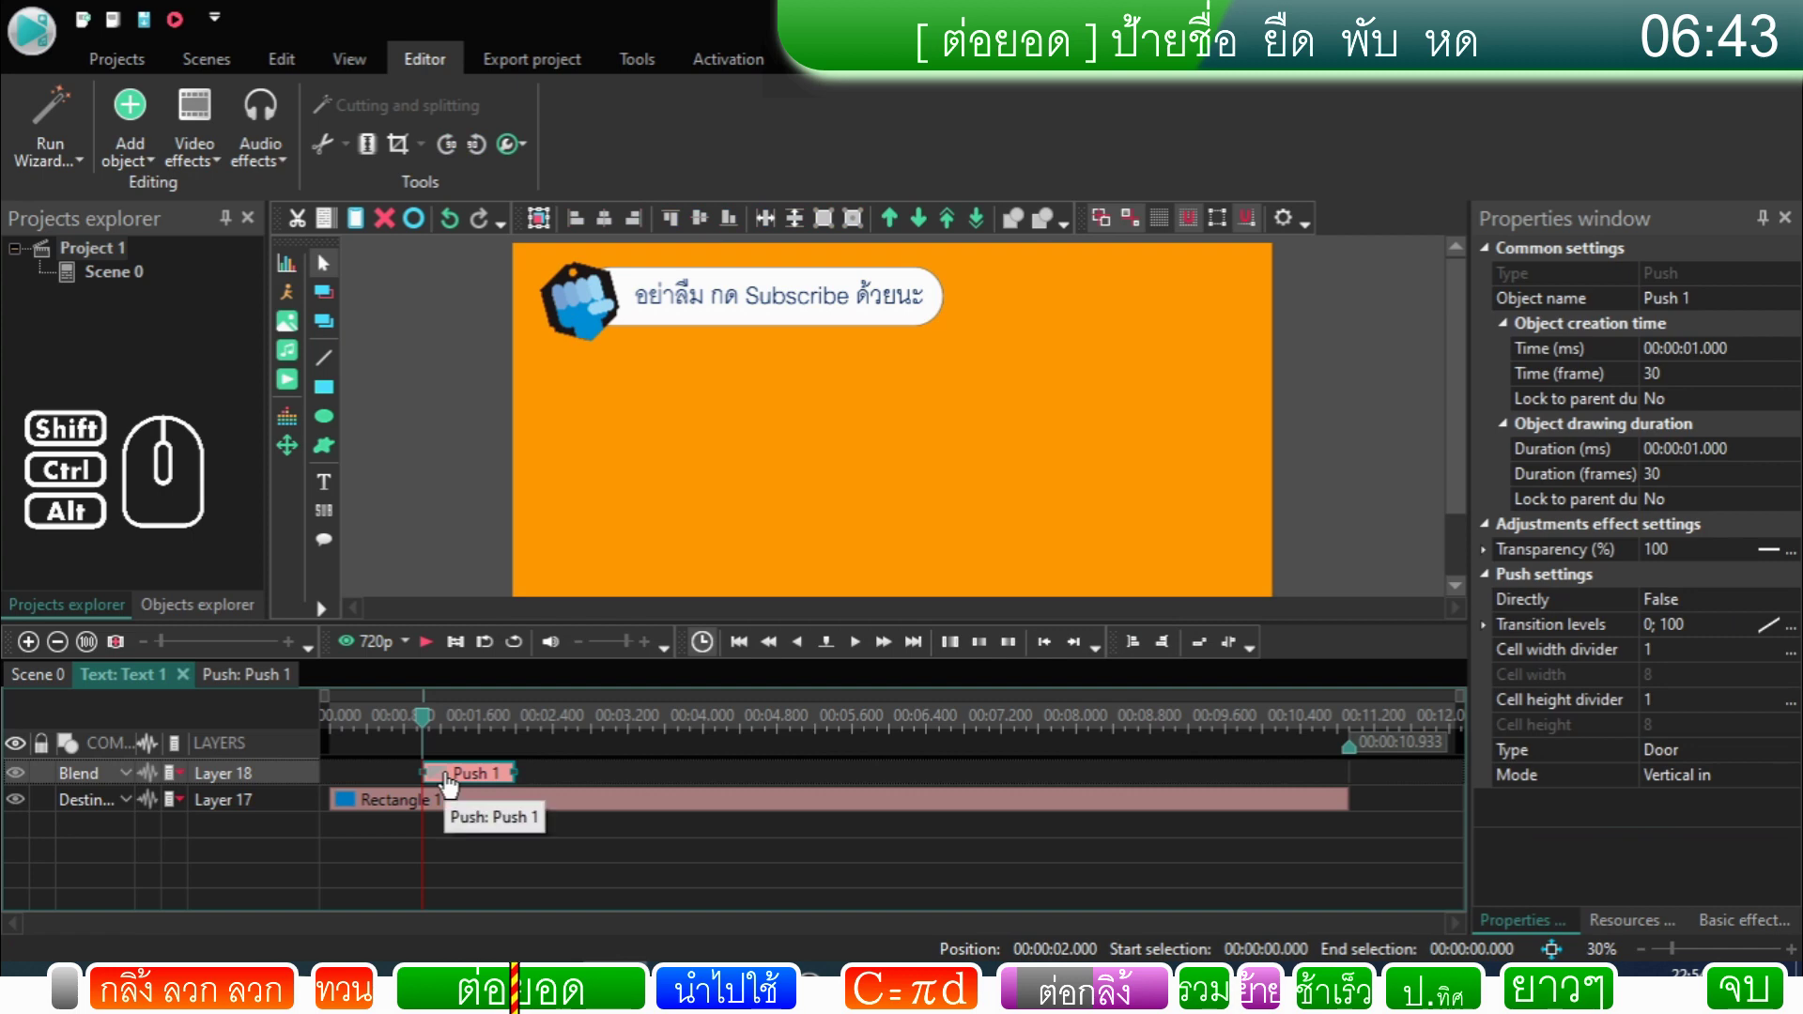
Step: Move Push 1 to the label's start and switch it to right-to-left Side mode
left_click_drag(453, 784, 333, 789)
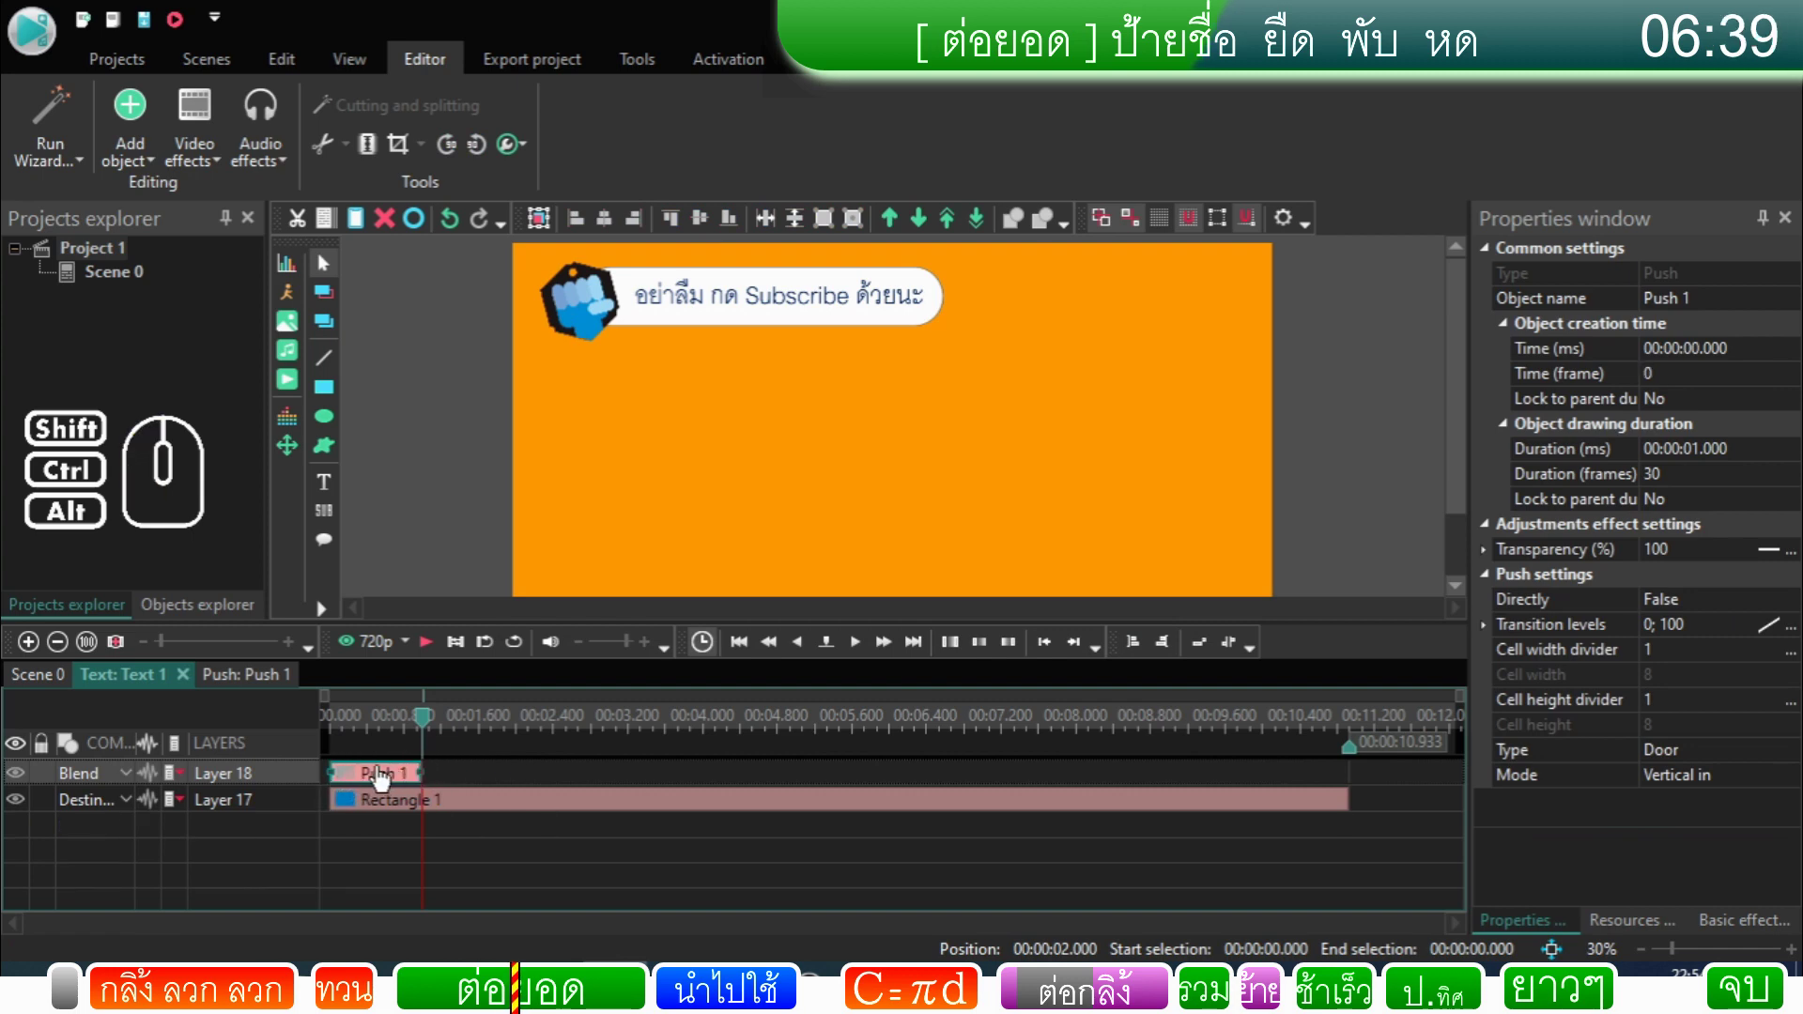
left_click(386, 778)
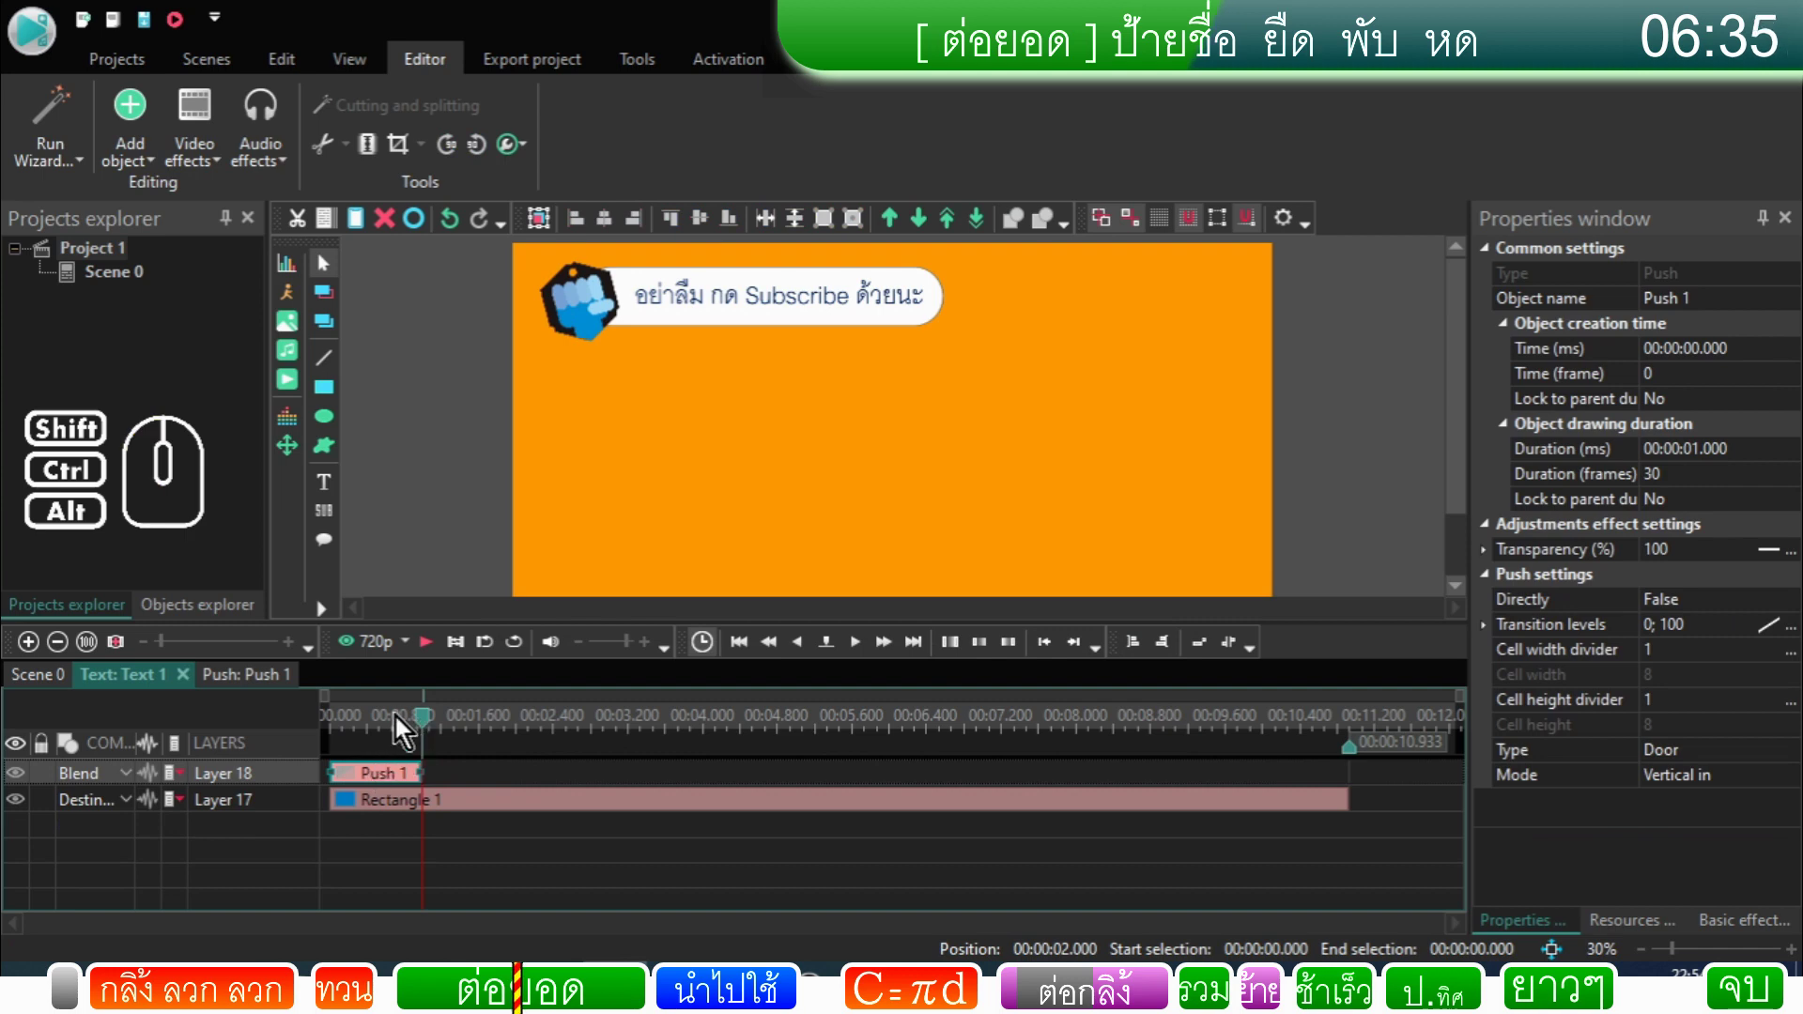
left_click(383, 732)
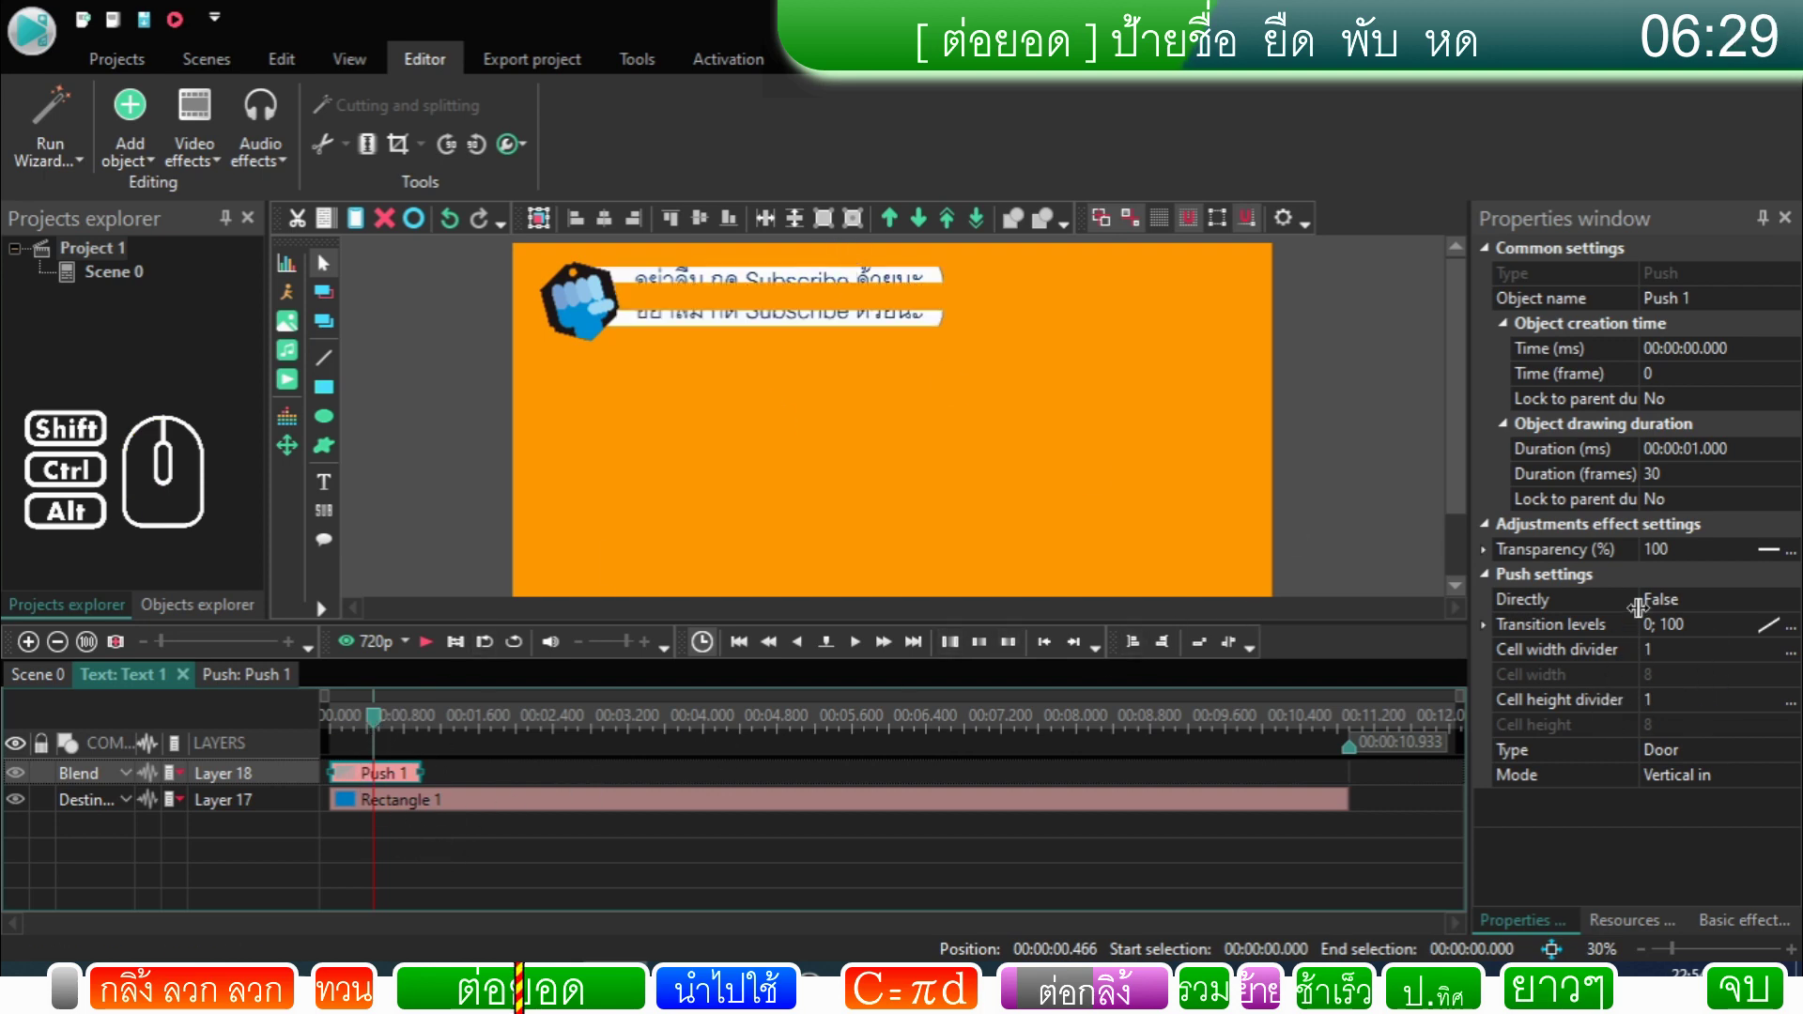
double_click(1707, 762)
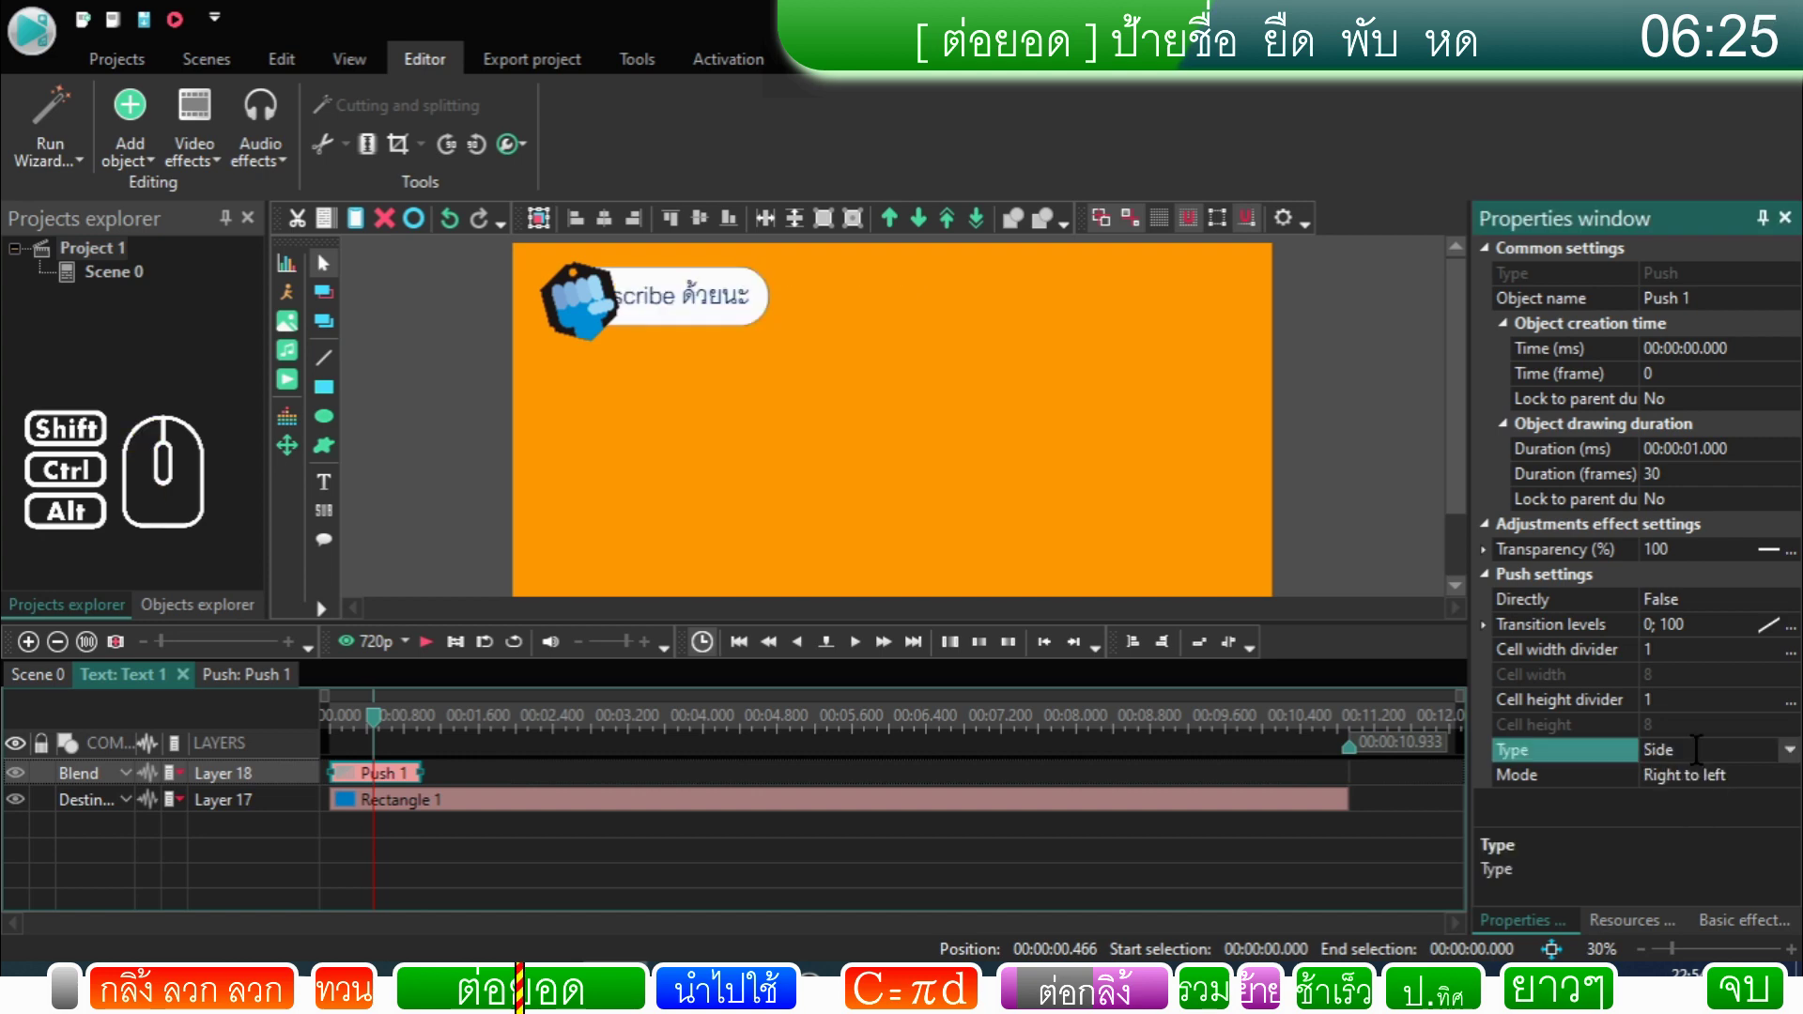
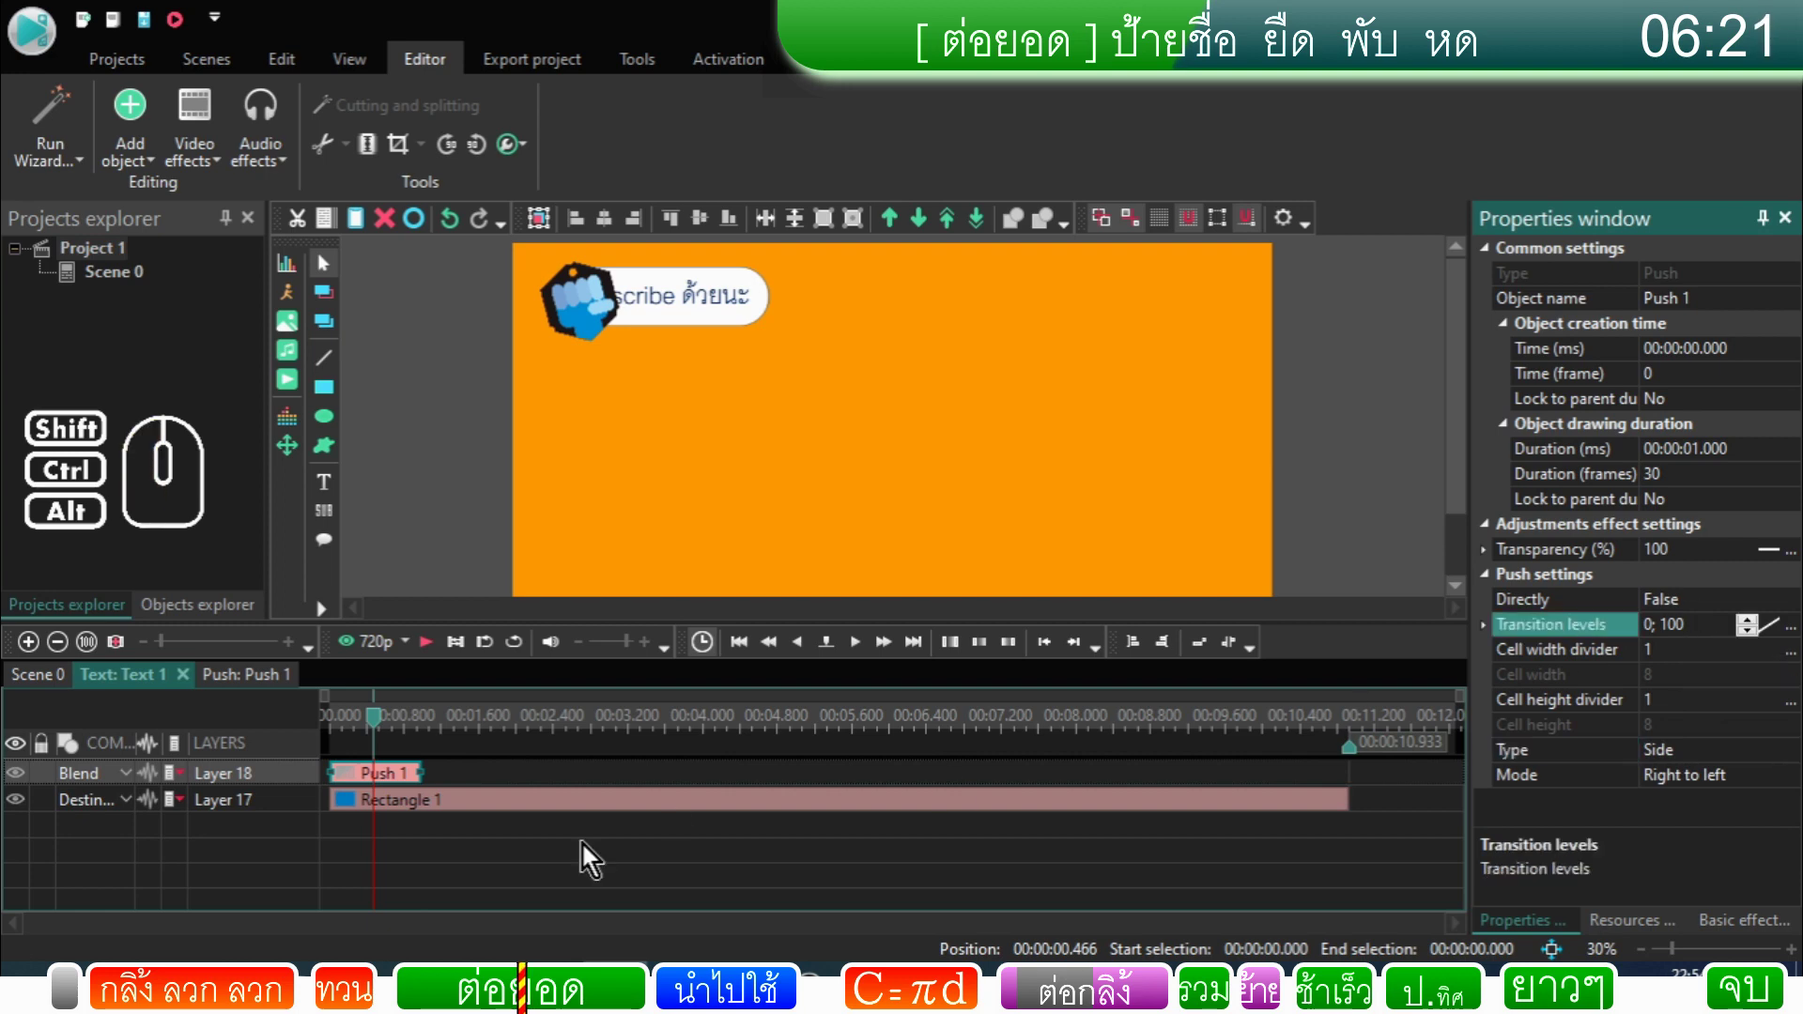
left_click_drag(385, 729, 324, 728)
Step: Set Push 1's Directly to True so the label slides outward from the logo
left_click(432, 660)
left_click(432, 660)
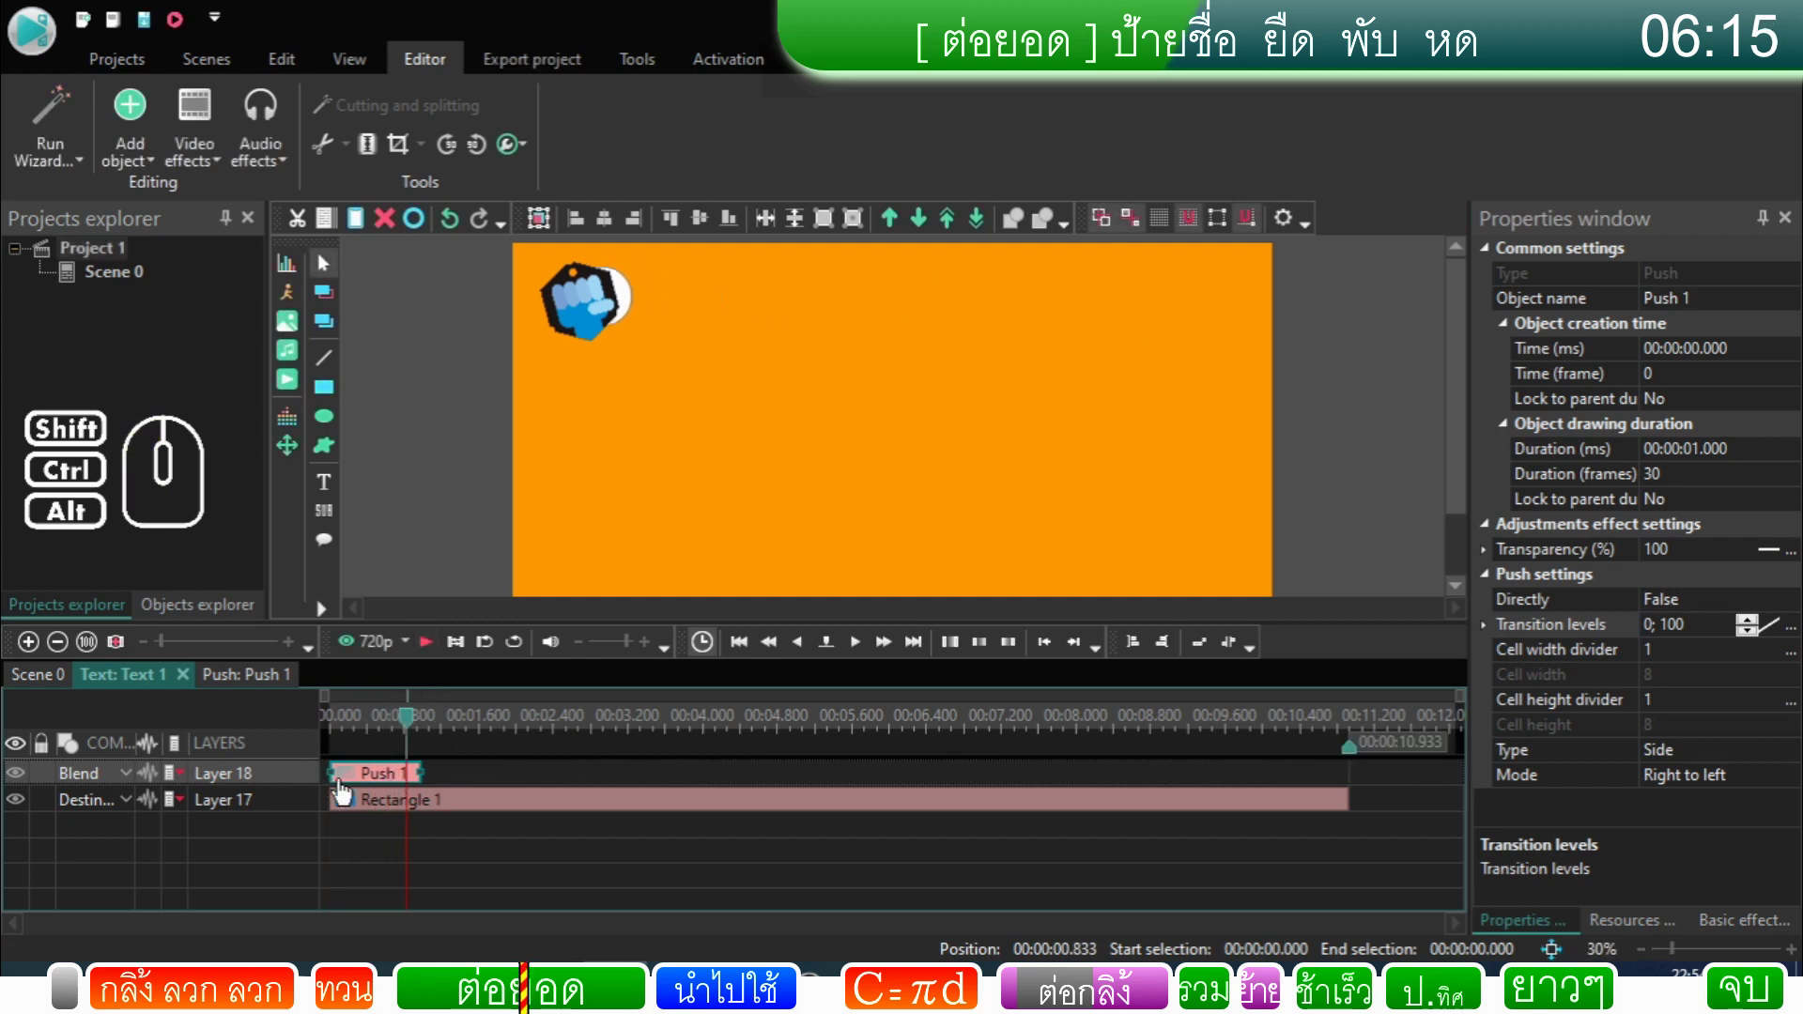
double_click(1689, 608)
left_click_drag(405, 731, 237, 761)
Step: Preview the label sliding out and return the playhead to the start
left_click(444, 654)
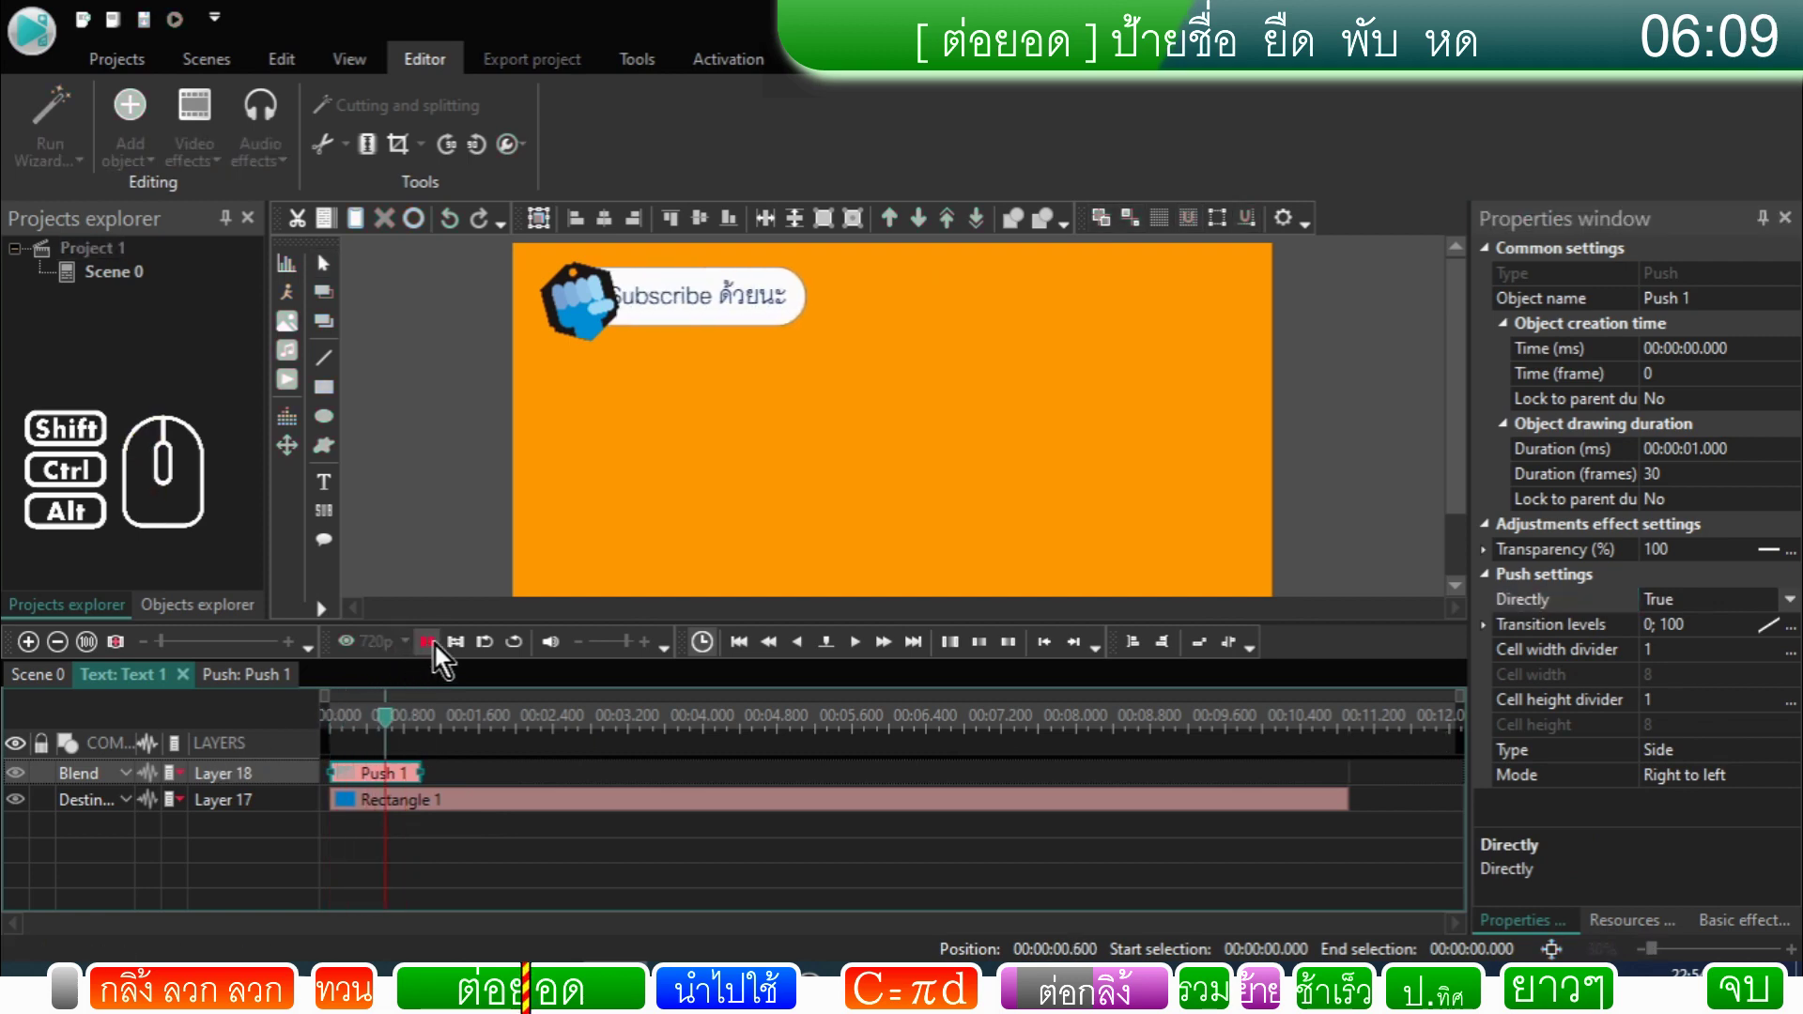
left_click(444, 654)
left_click(383, 736)
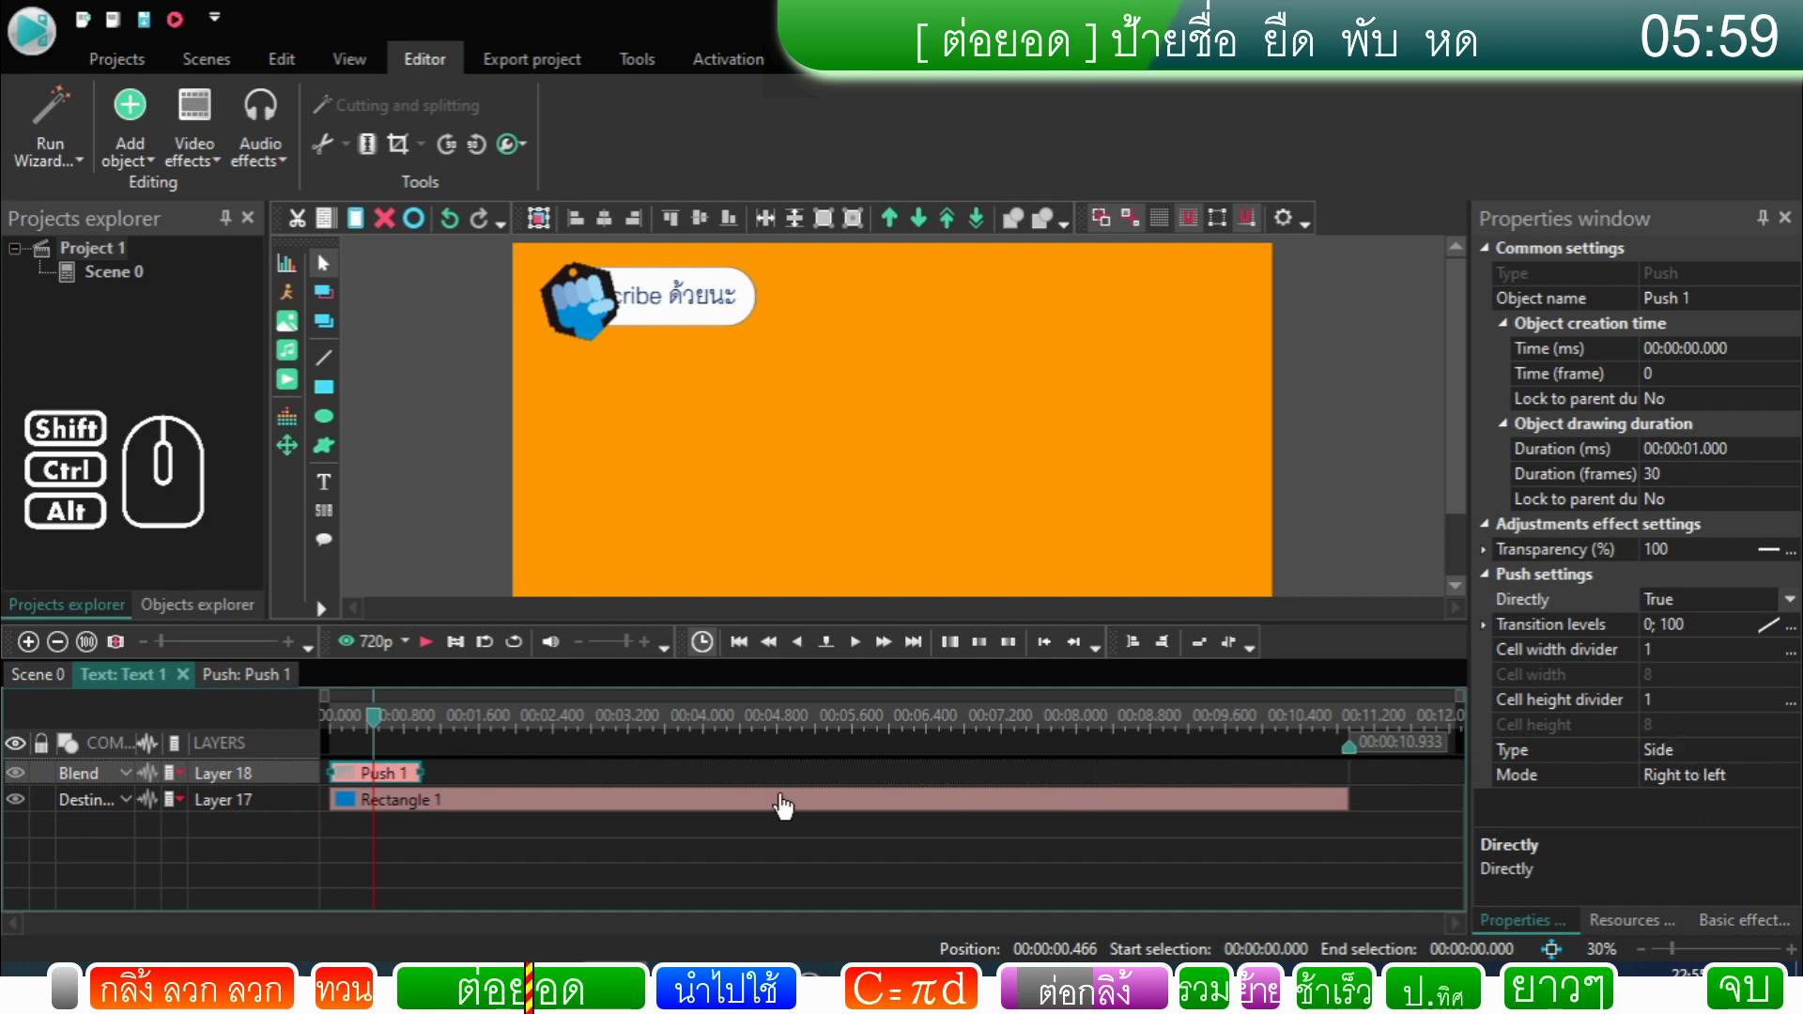
left_click_drag(380, 732, 311, 738)
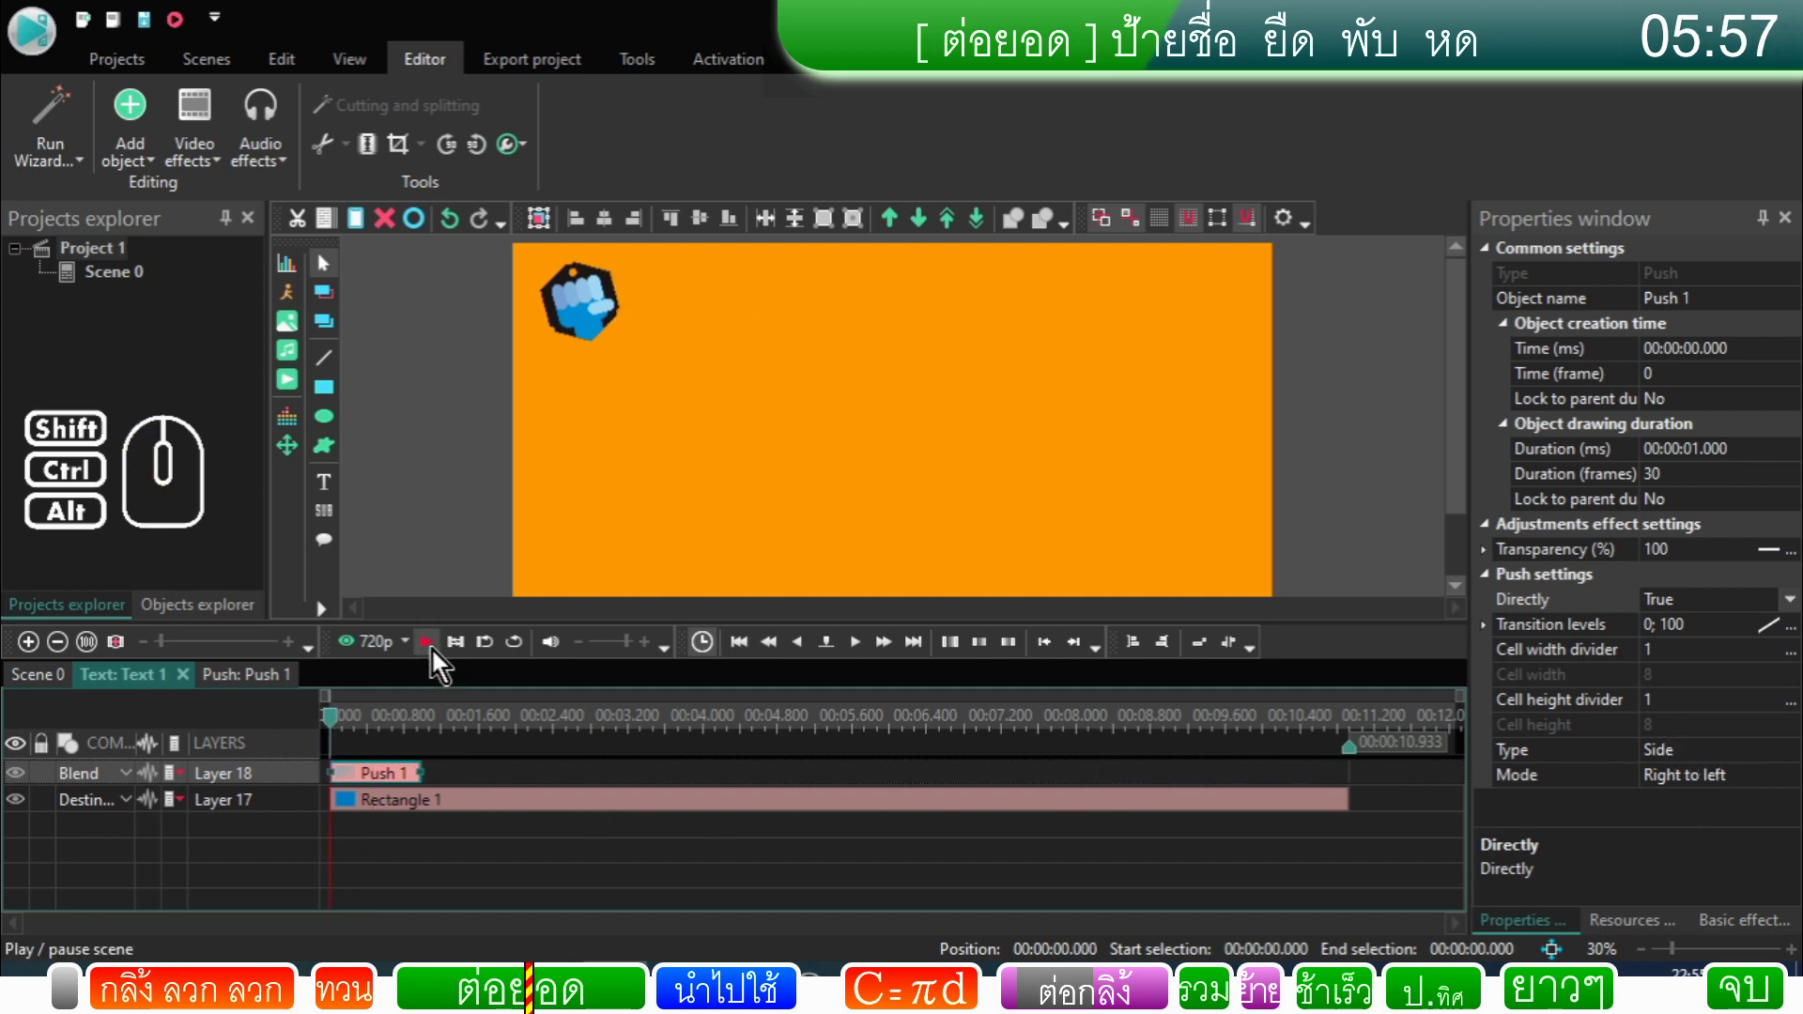
Step: Preview the text animation and step the playhead along the label's timeline
left_click(441, 660)
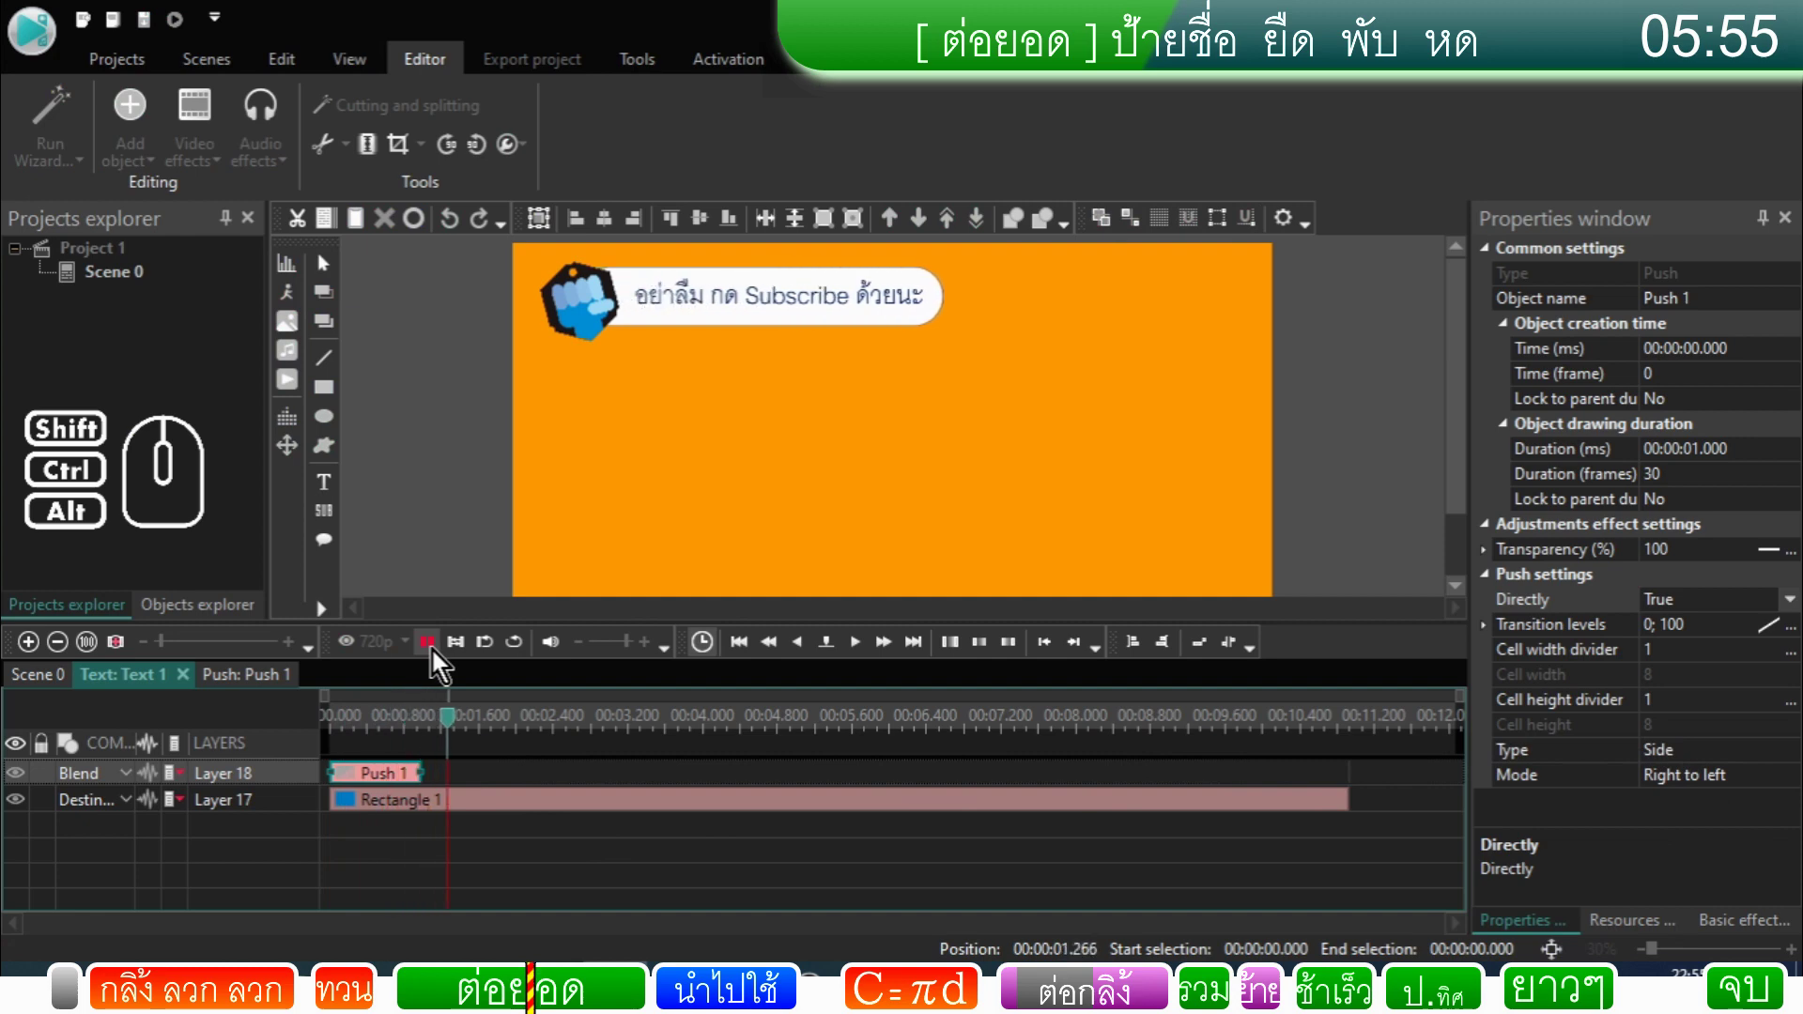
left_click(441, 659)
left_click(769, 731)
left_click(925, 730)
left_click(1032, 732)
left_click(1127, 742)
left_click(1202, 742)
left_click(1203, 736)
left_click(1221, 732)
left_click(1120, 726)
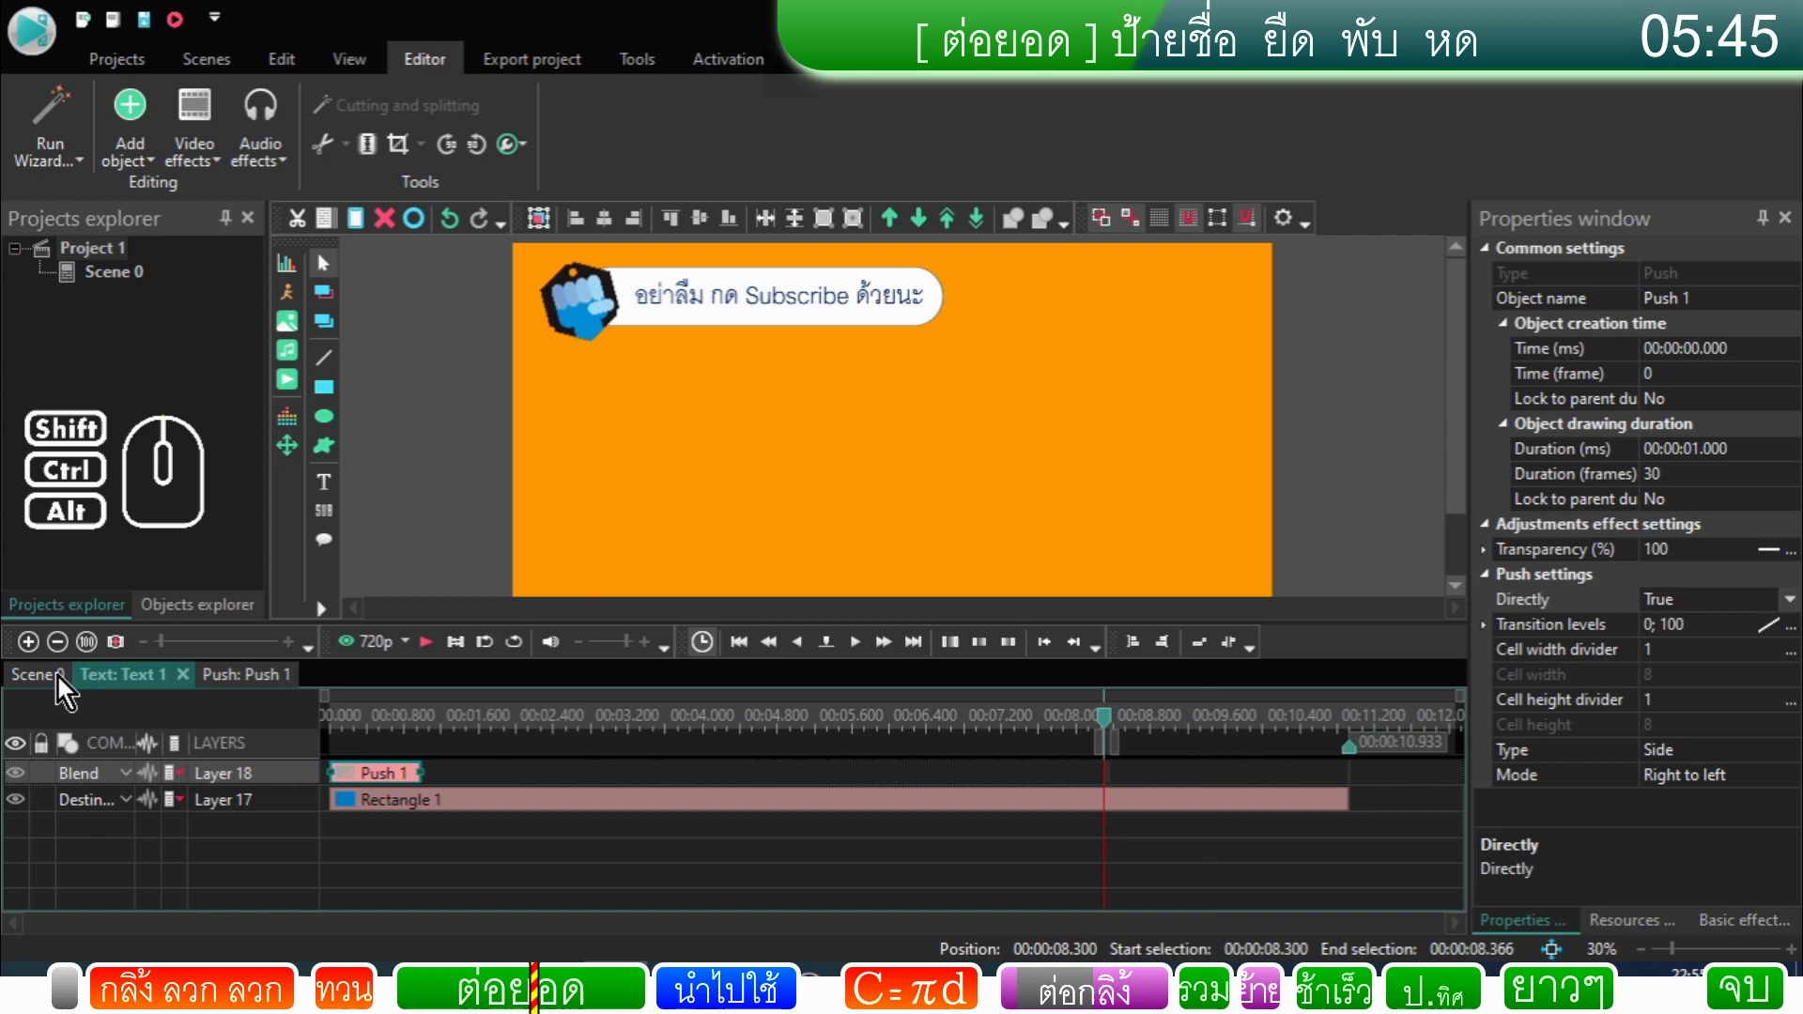
Step: On Scene 0, trim Text 1 to 8.933 s ending at the last logo clip, then re-enter Text 1
left_click(54, 683)
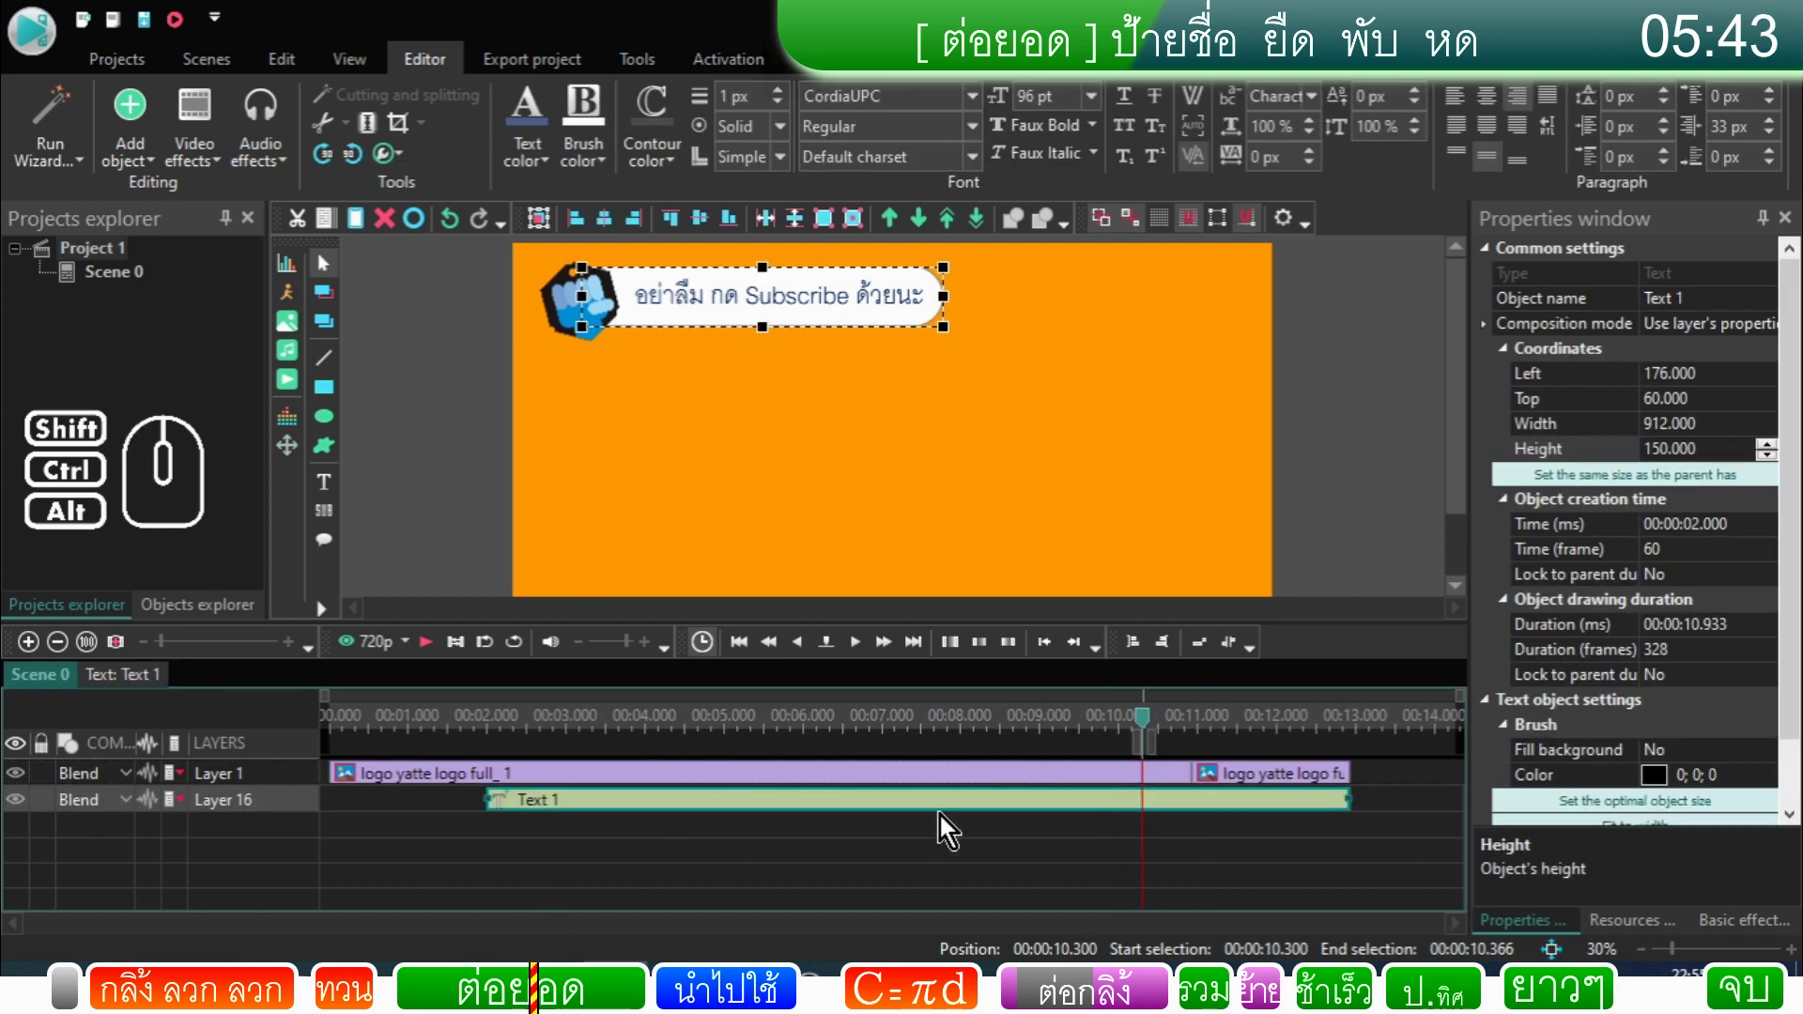
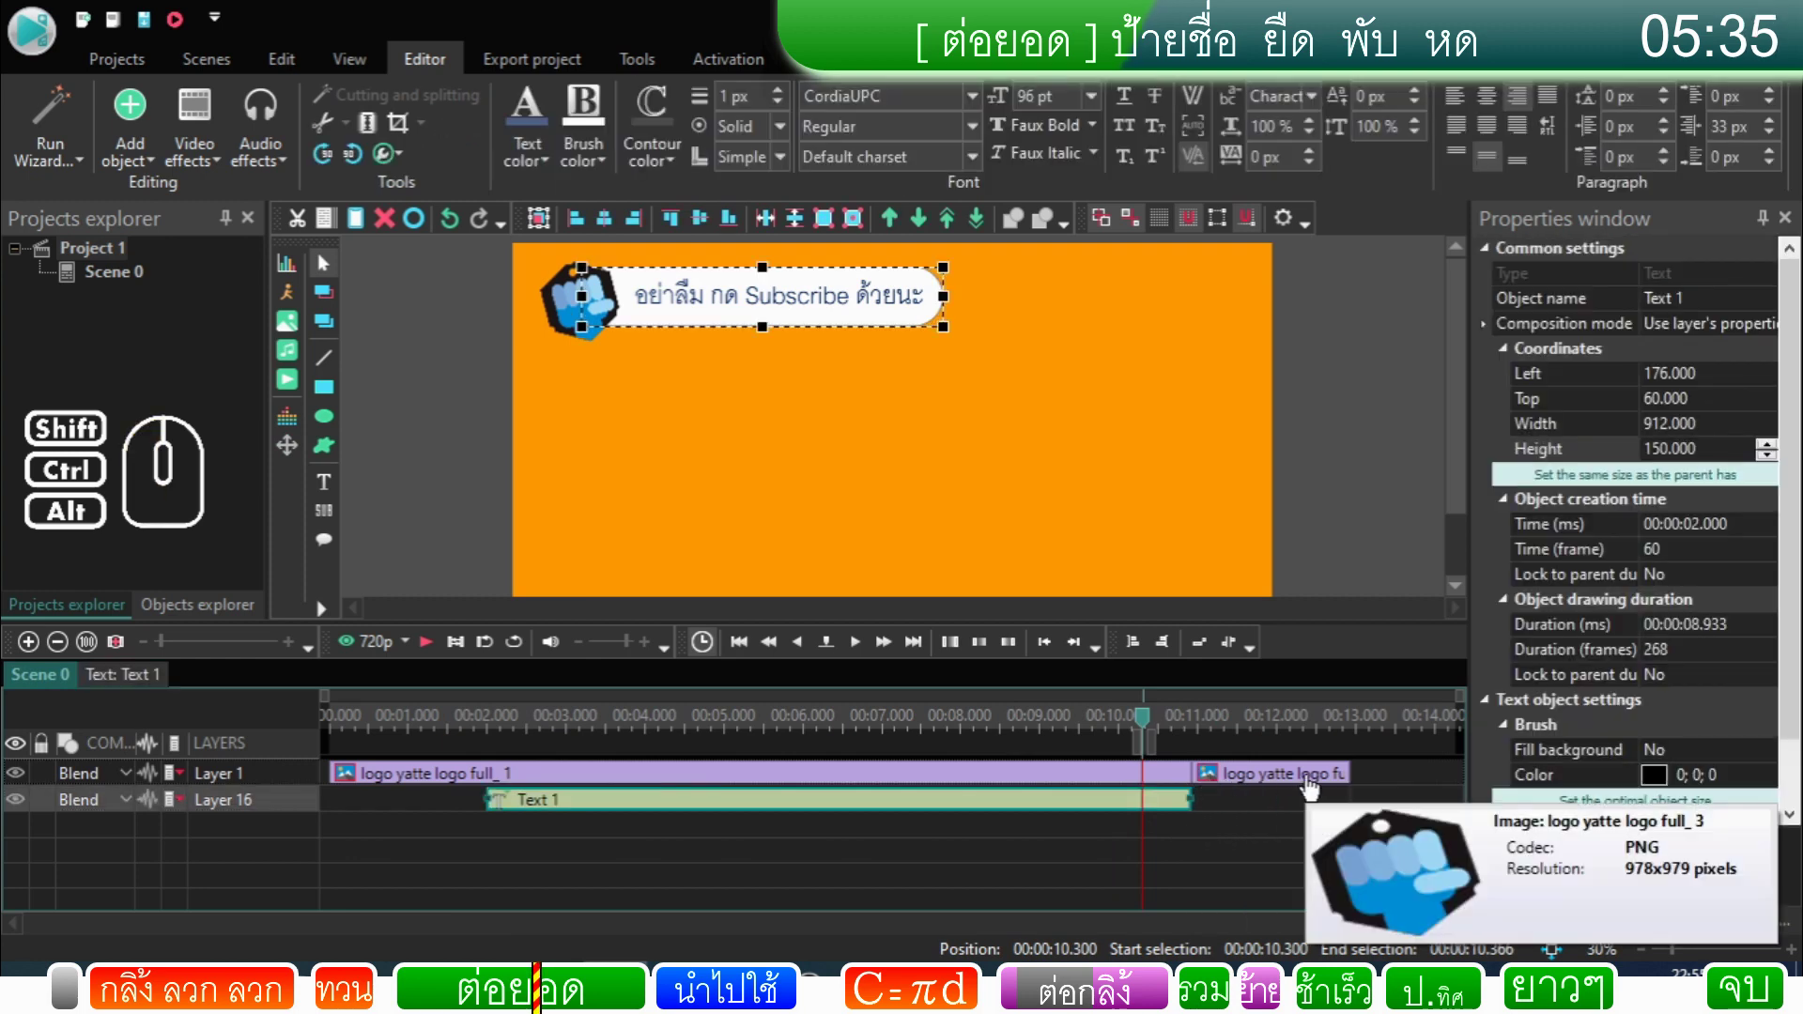
left_click_drag(1153, 728, 1108, 729)
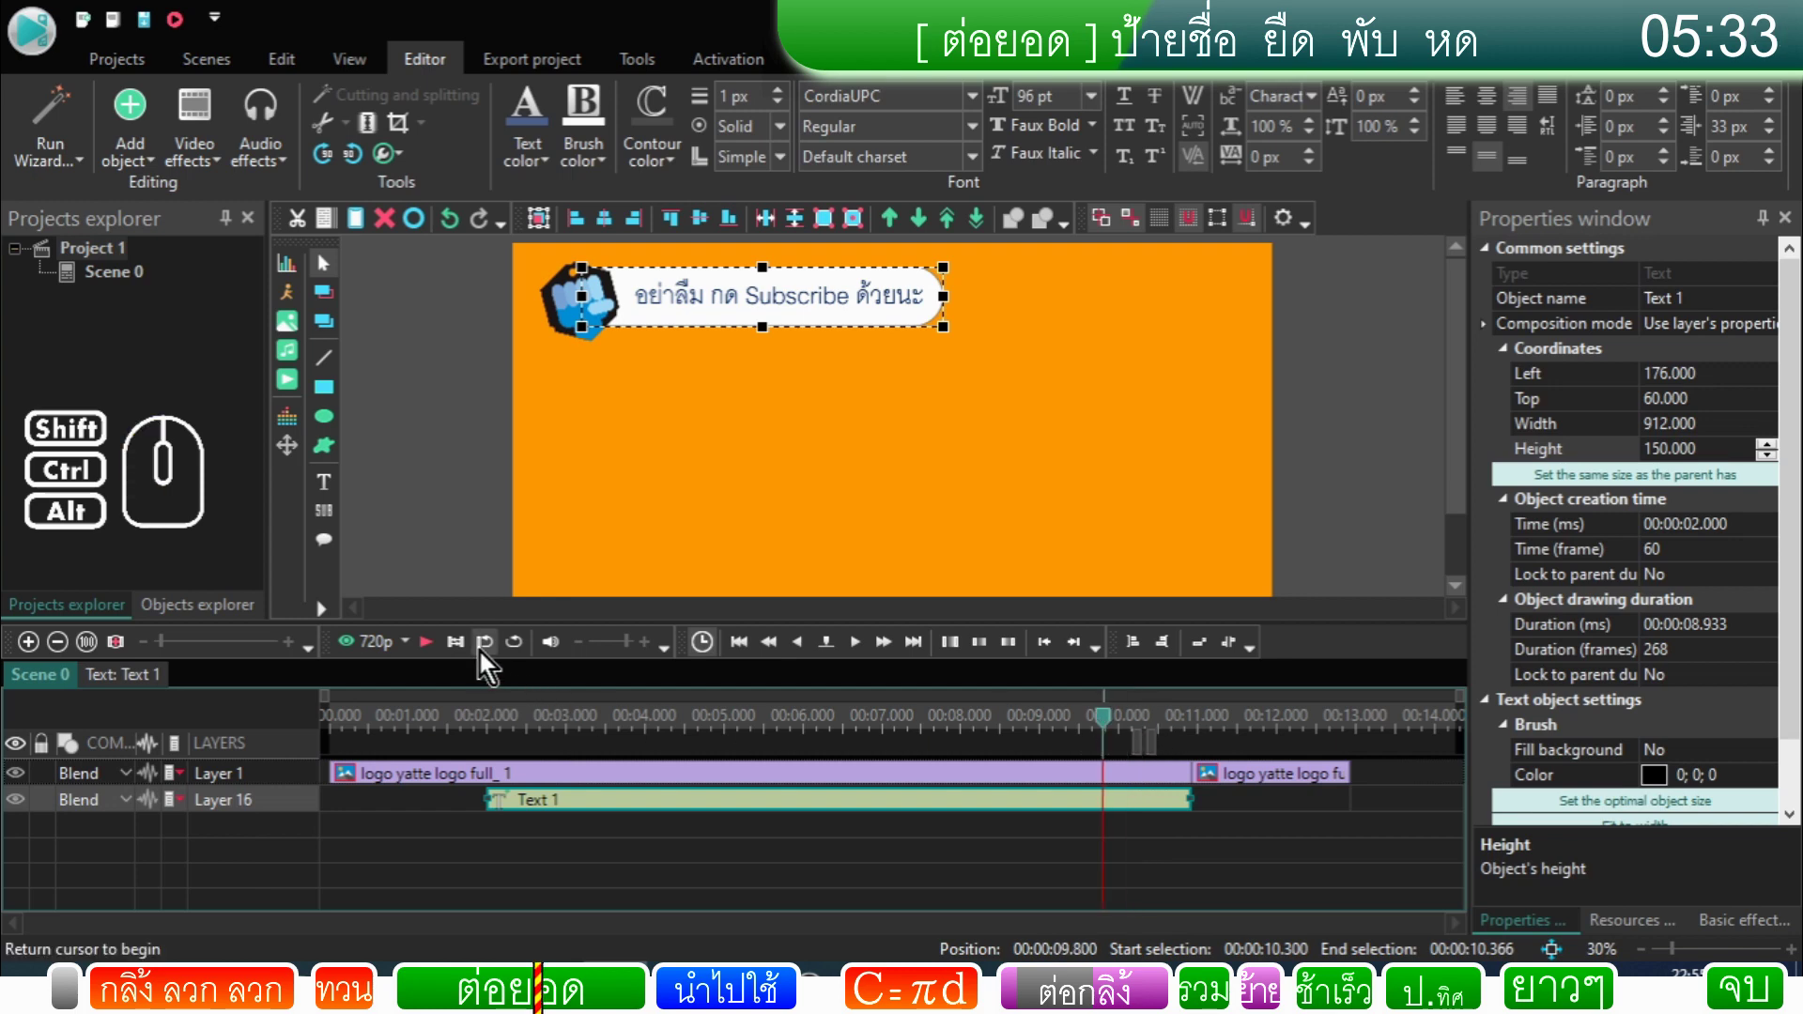
left_click(428, 653)
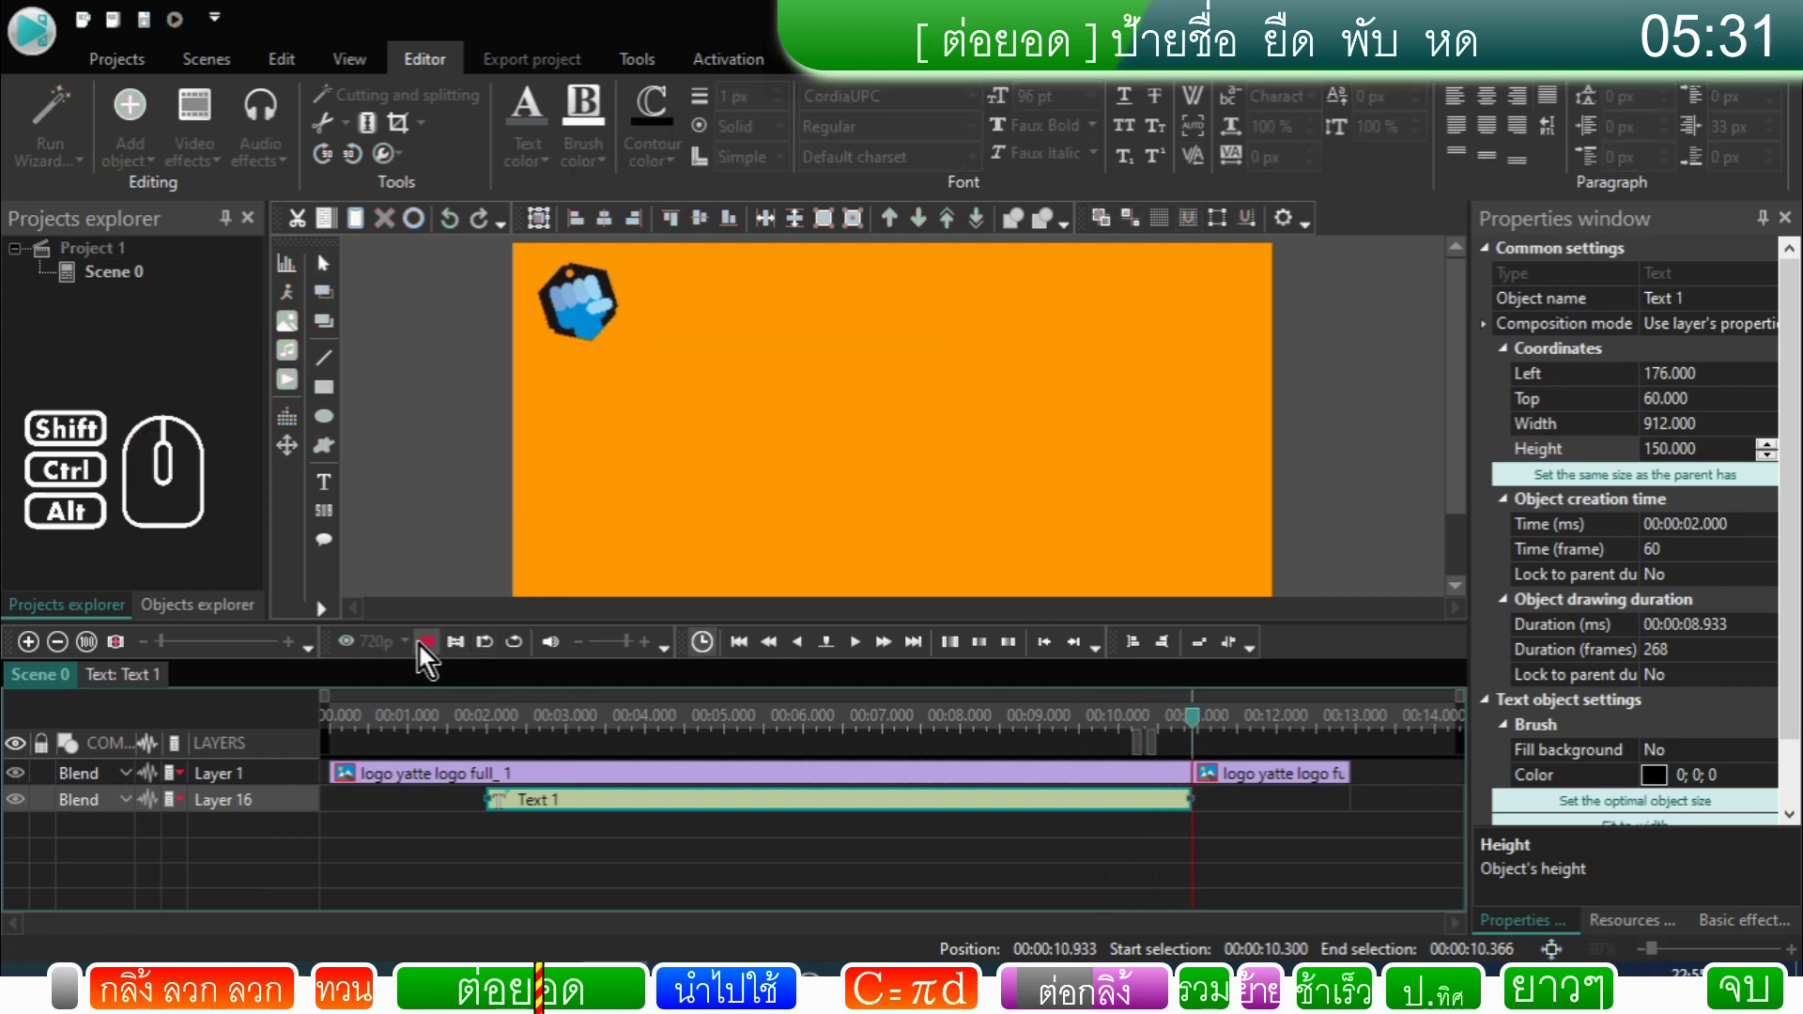
left_click(428, 654)
left_click(979, 858)
double_click(997, 815)
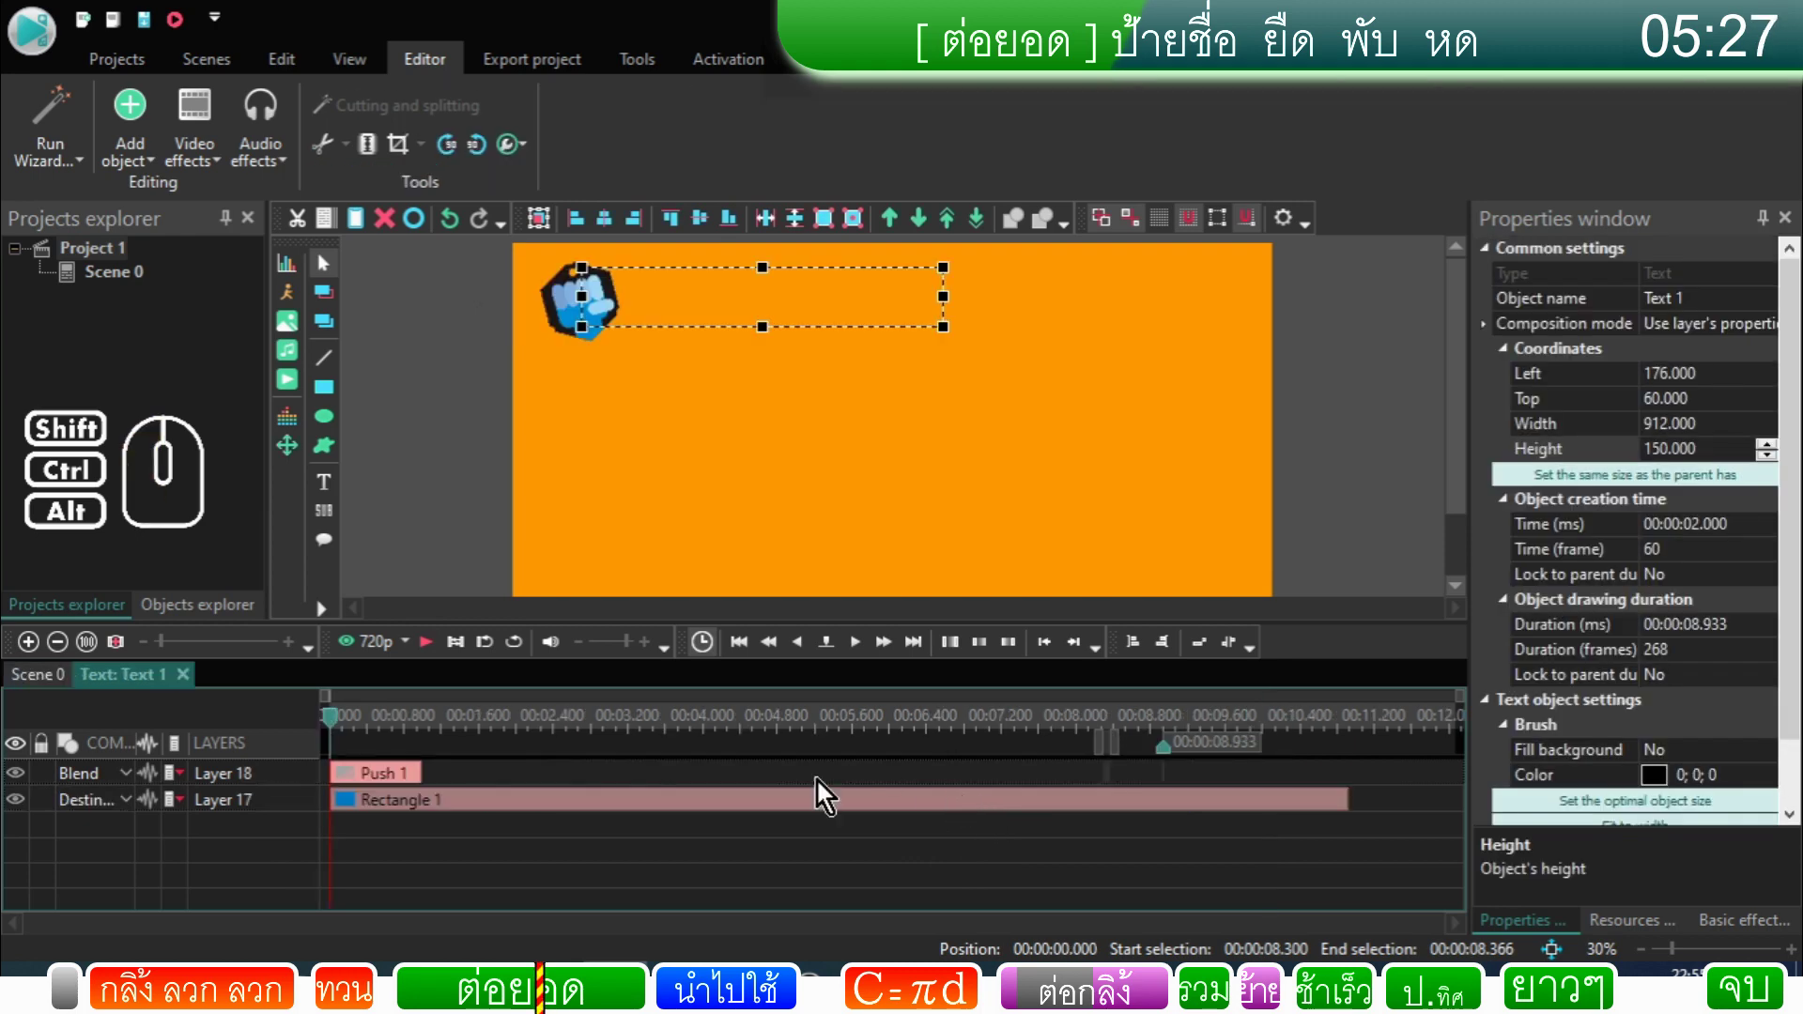
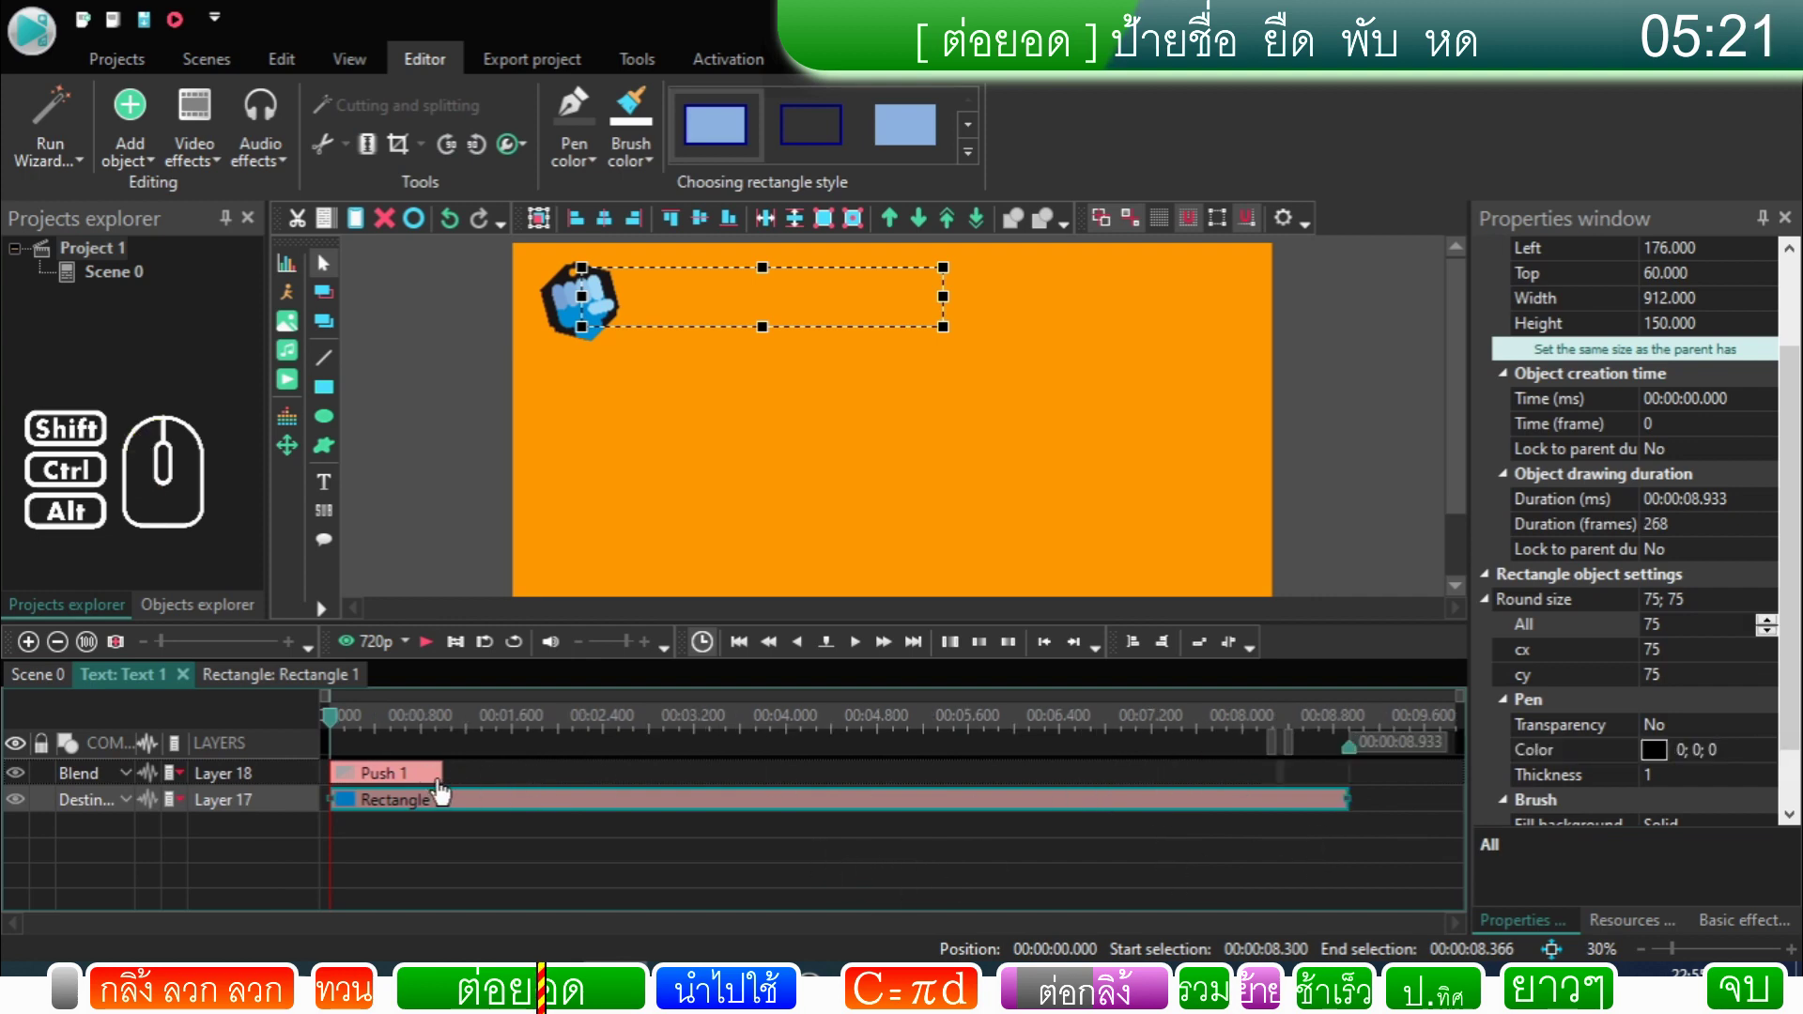
Step: Duplicate Push 1 and move Push 2 to the end of the Text 1 timeline
left_click(432, 791)
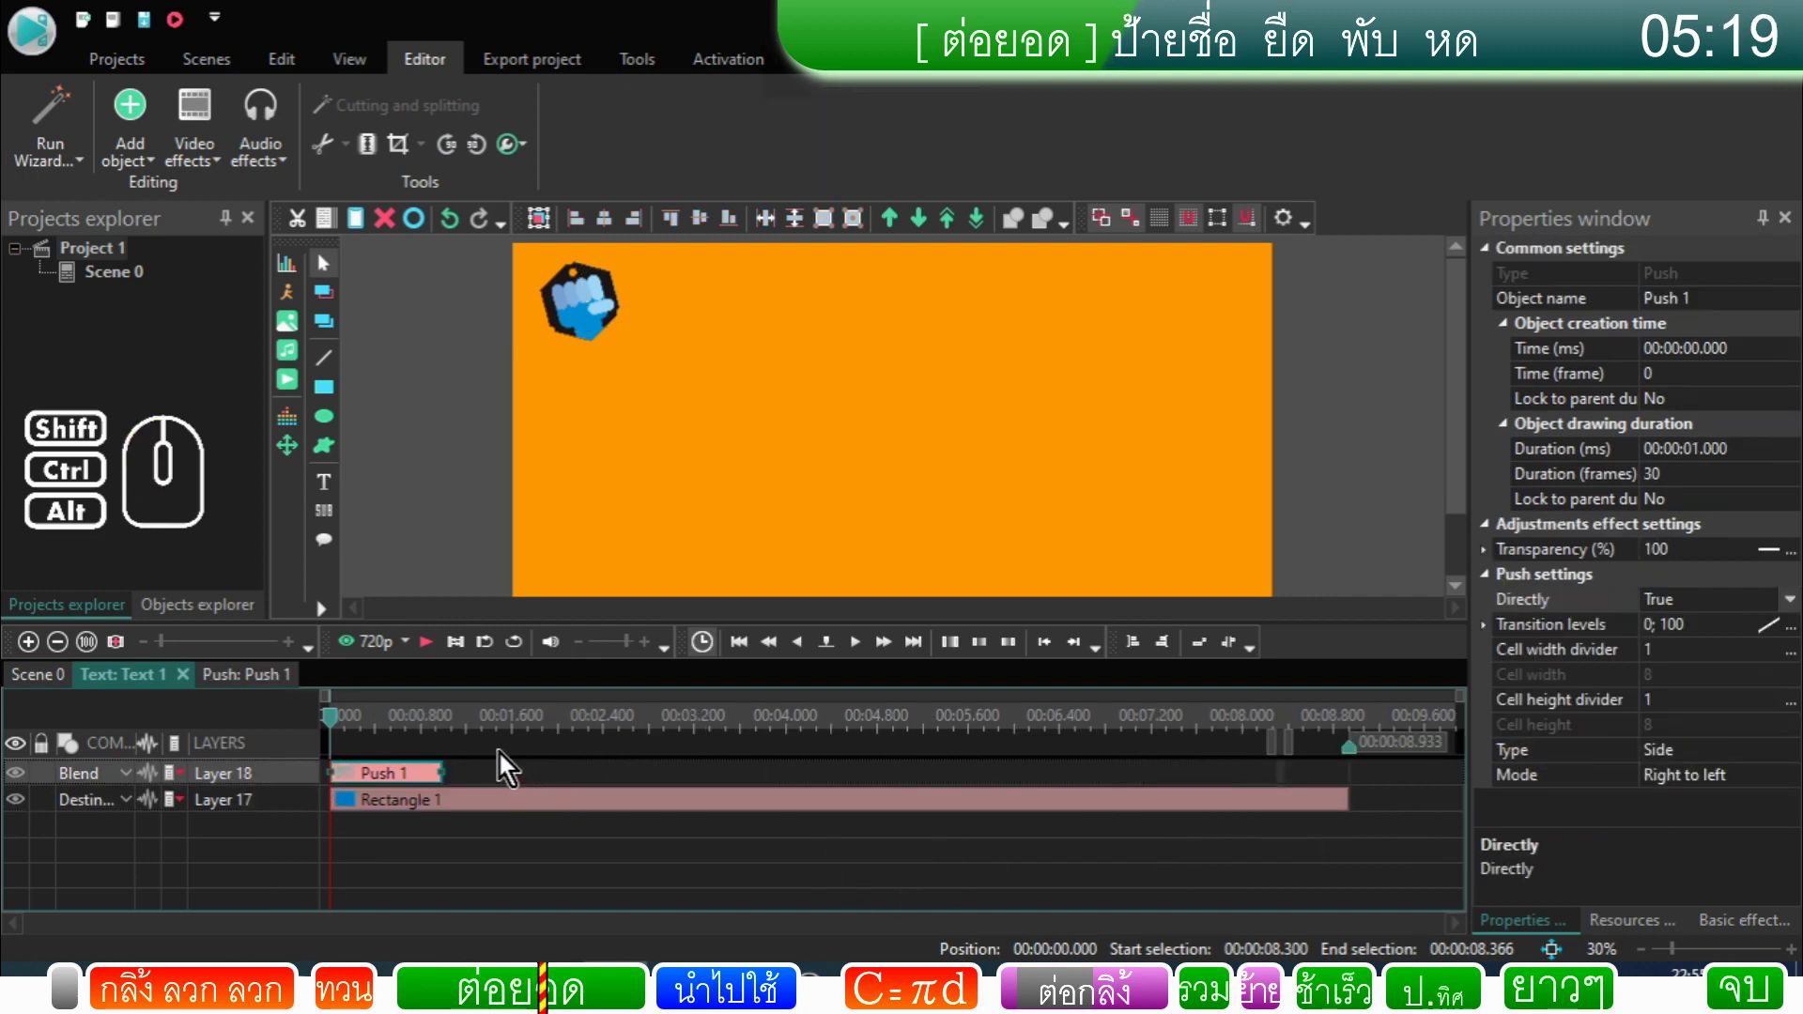
left_click(335, 234)
left_click(361, 230)
left_click_drag(375, 778, 1276, 793)
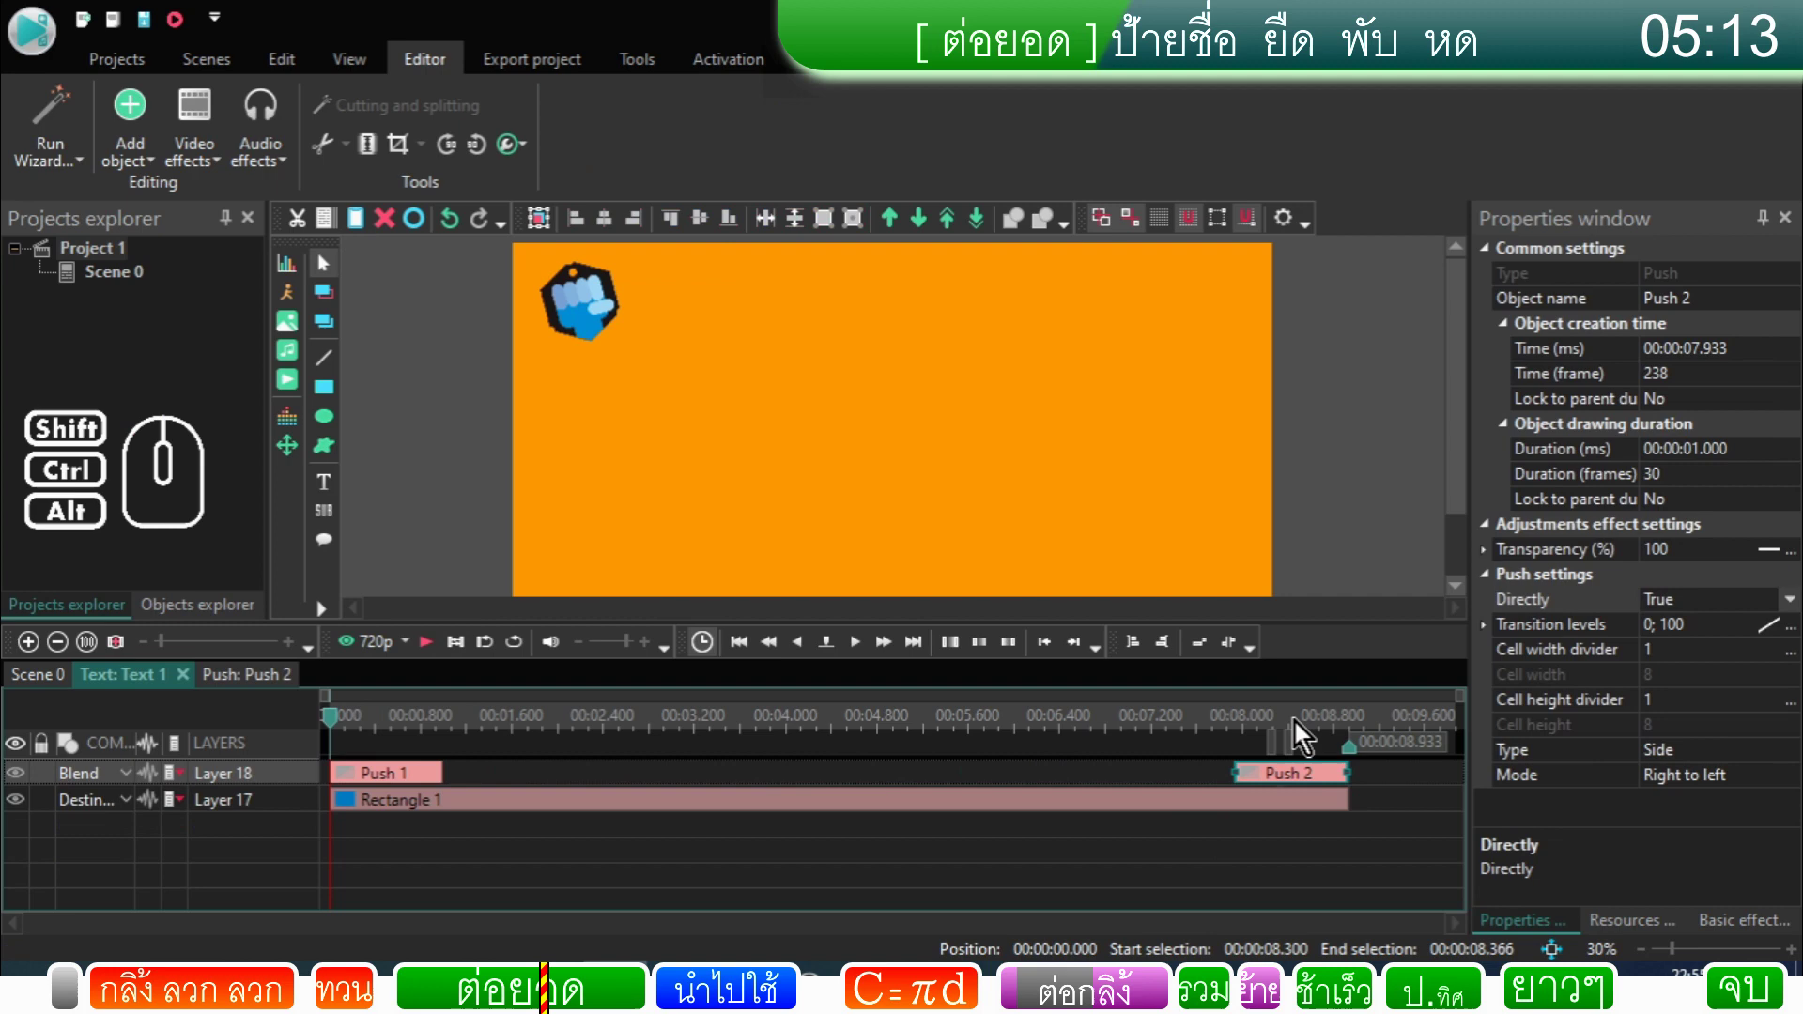
Step: Step through Push 2 and set its Directly to False so the label slides back in
left_click(1303, 732)
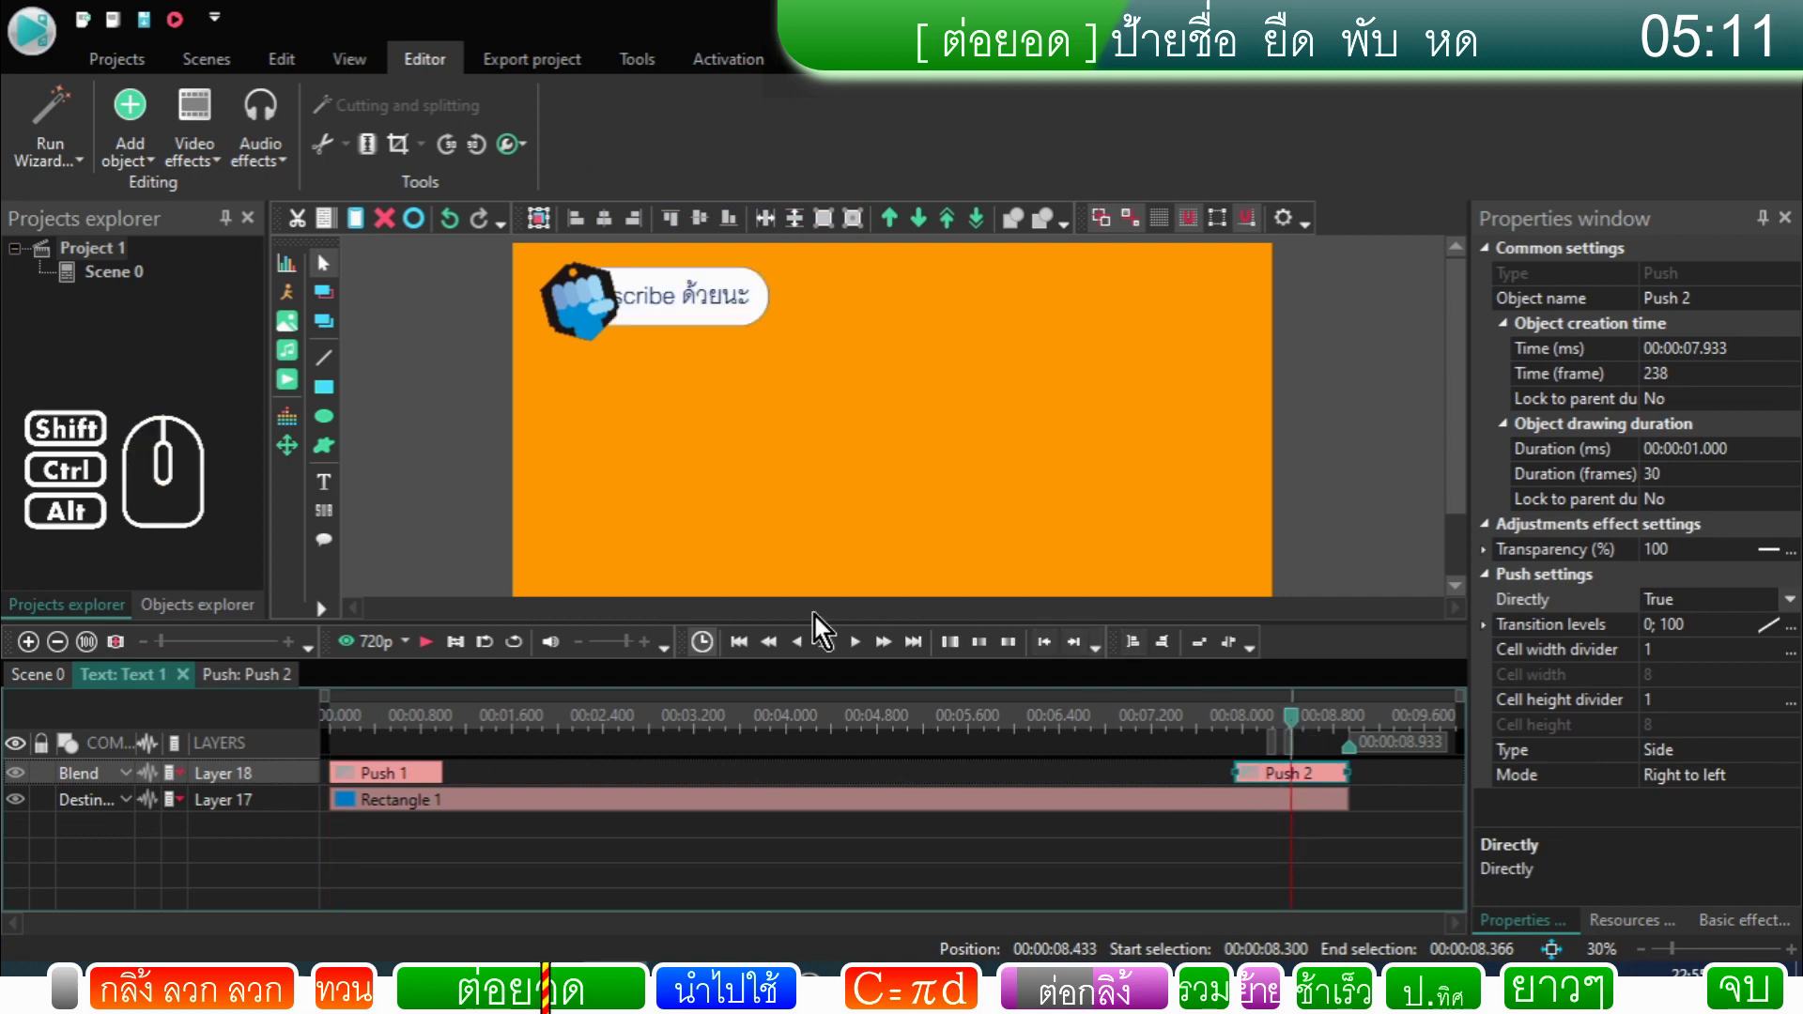
left_click(871, 663)
left_click(870, 663)
double_click(871, 663)
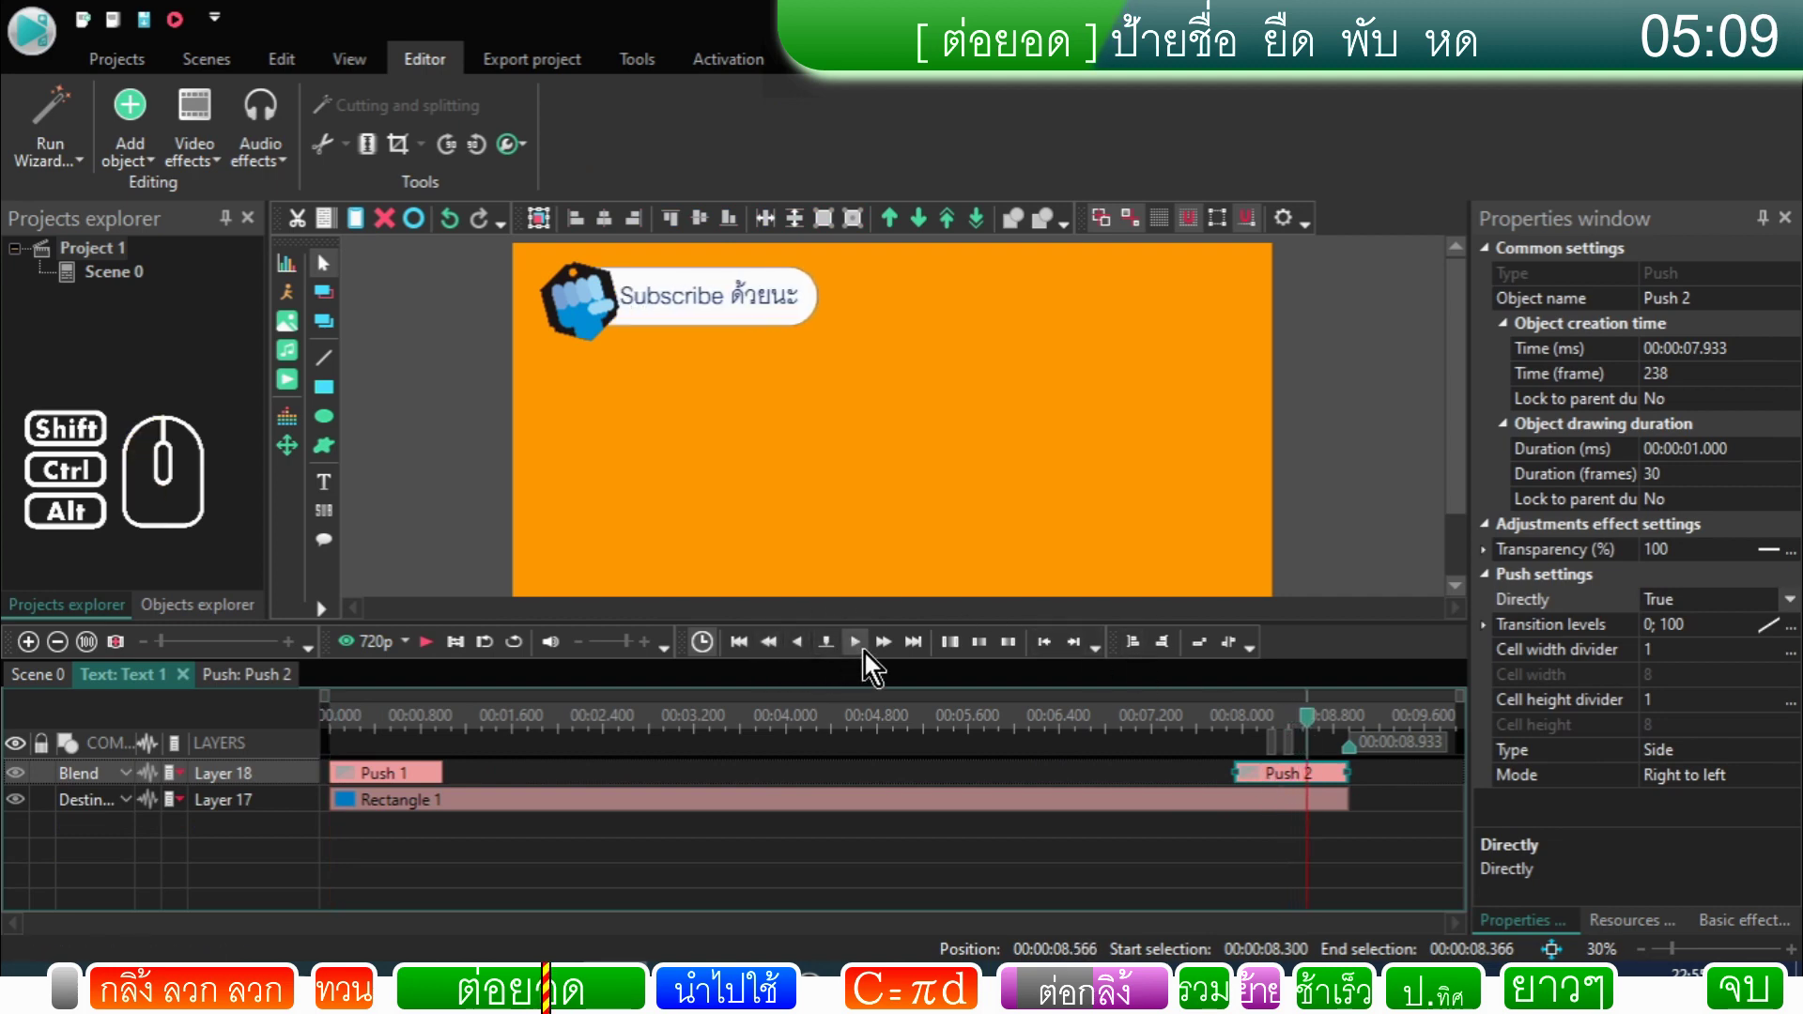
left_click(1240, 738)
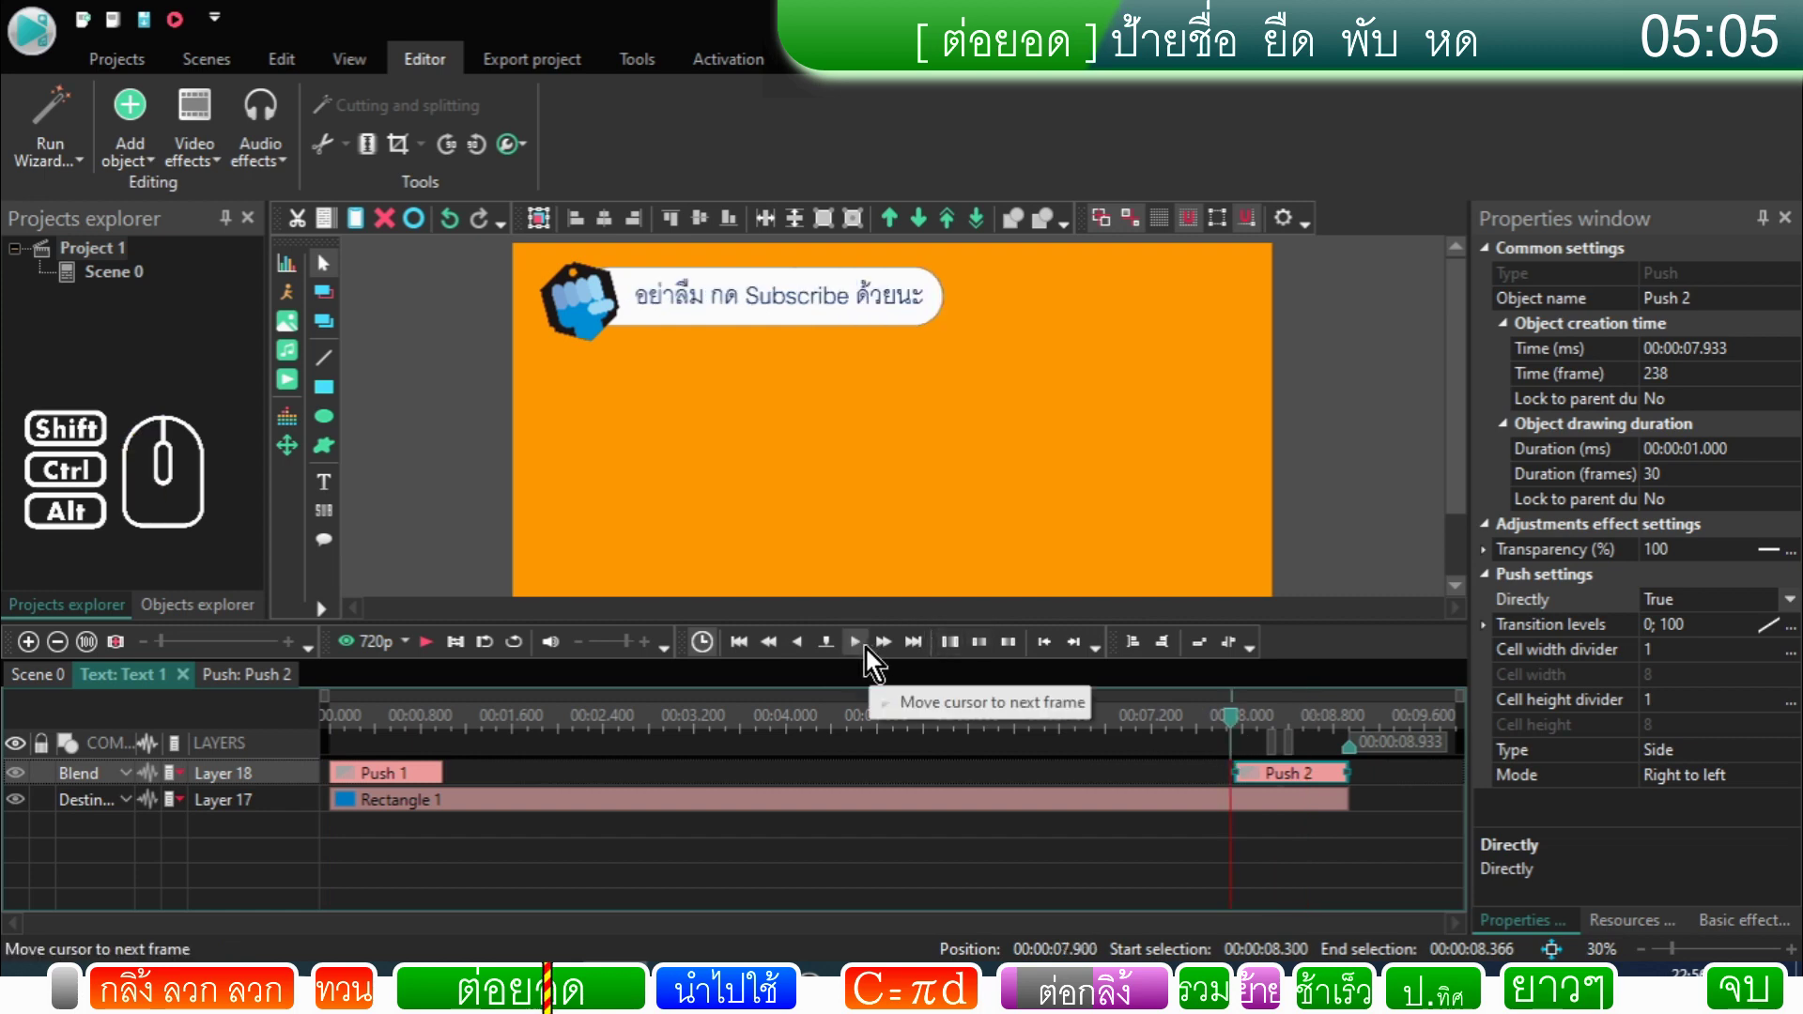
double_click(872, 659)
left_click(873, 659)
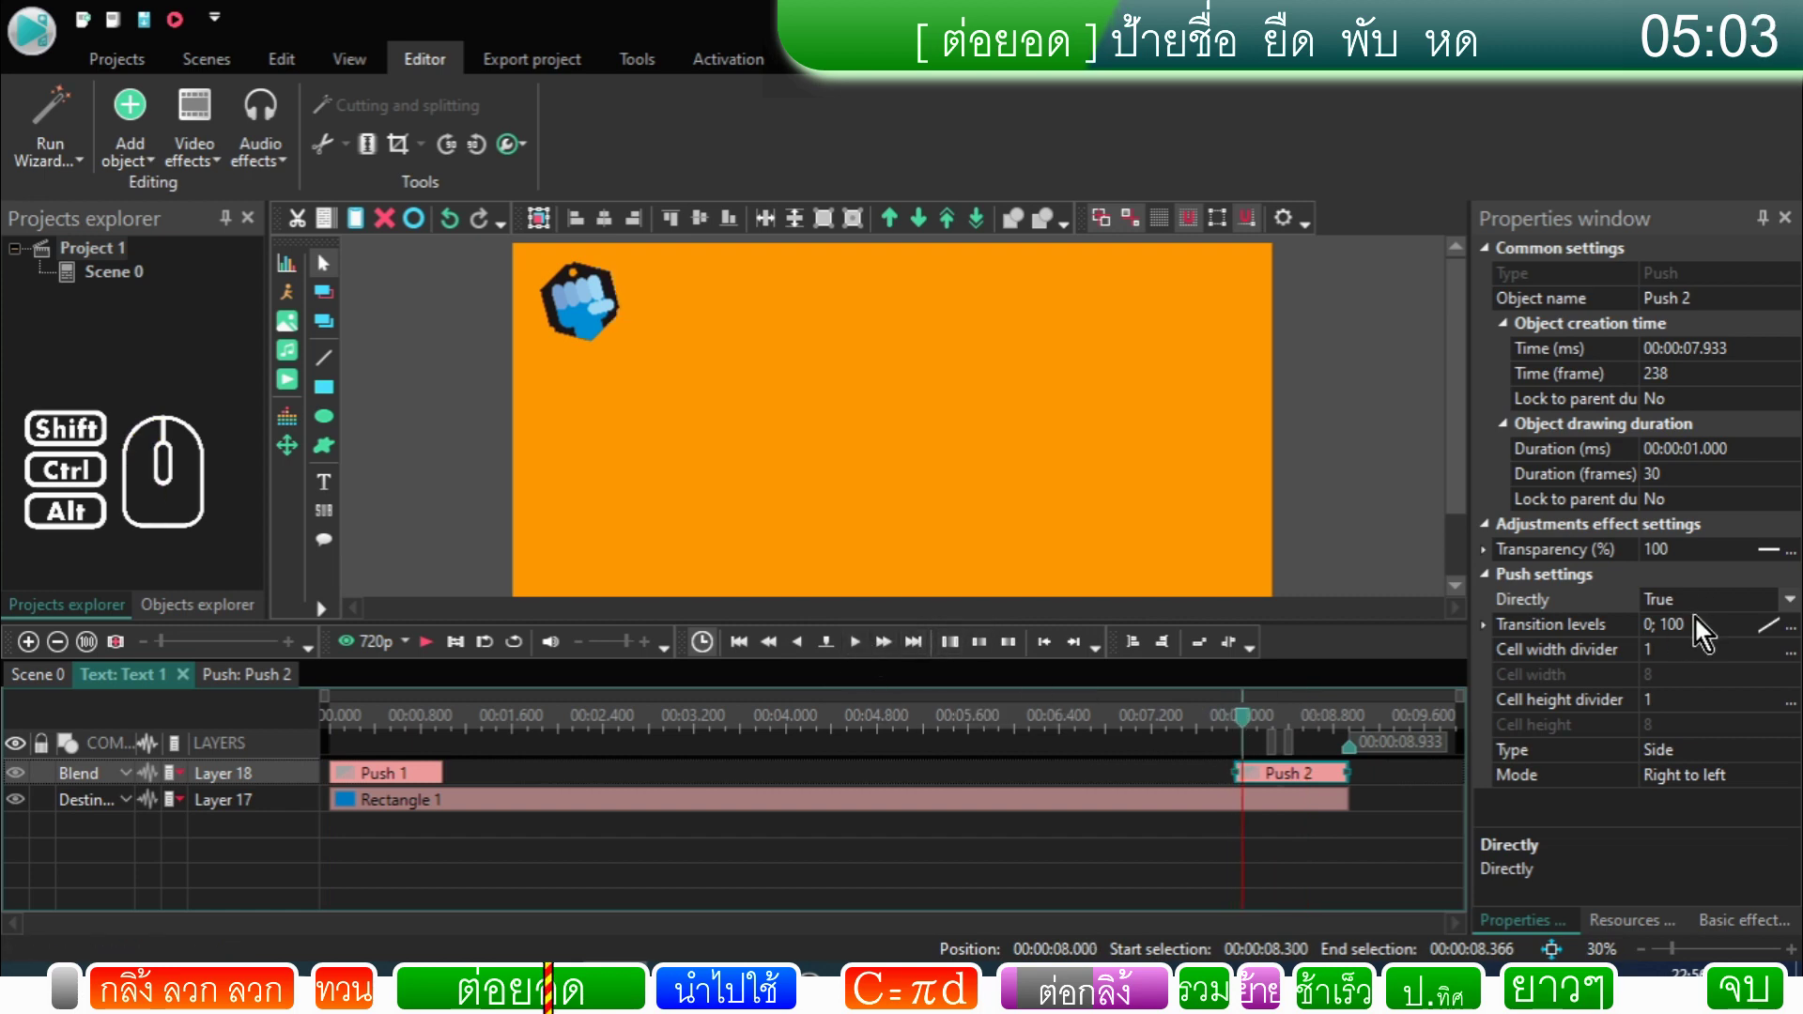
double_click(1693, 612)
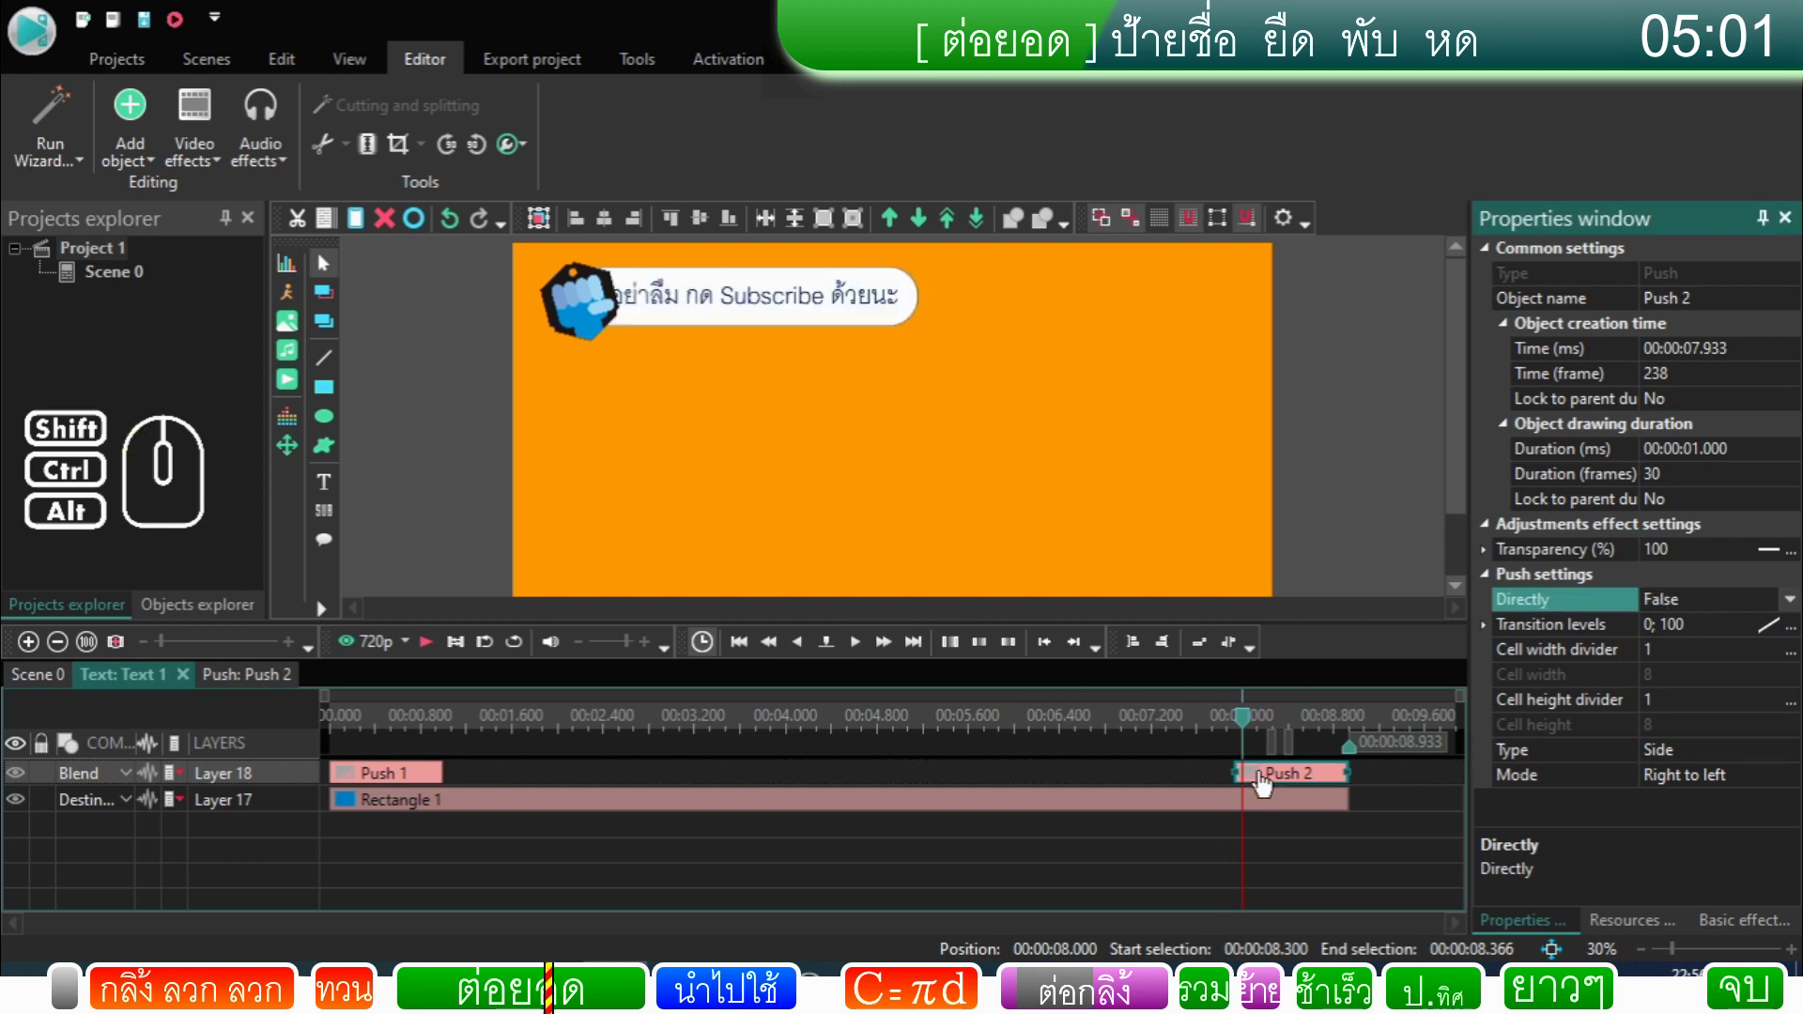
Step: Preview the label retracting, then play the whole Scene 0 from the start
left_click(1248, 725)
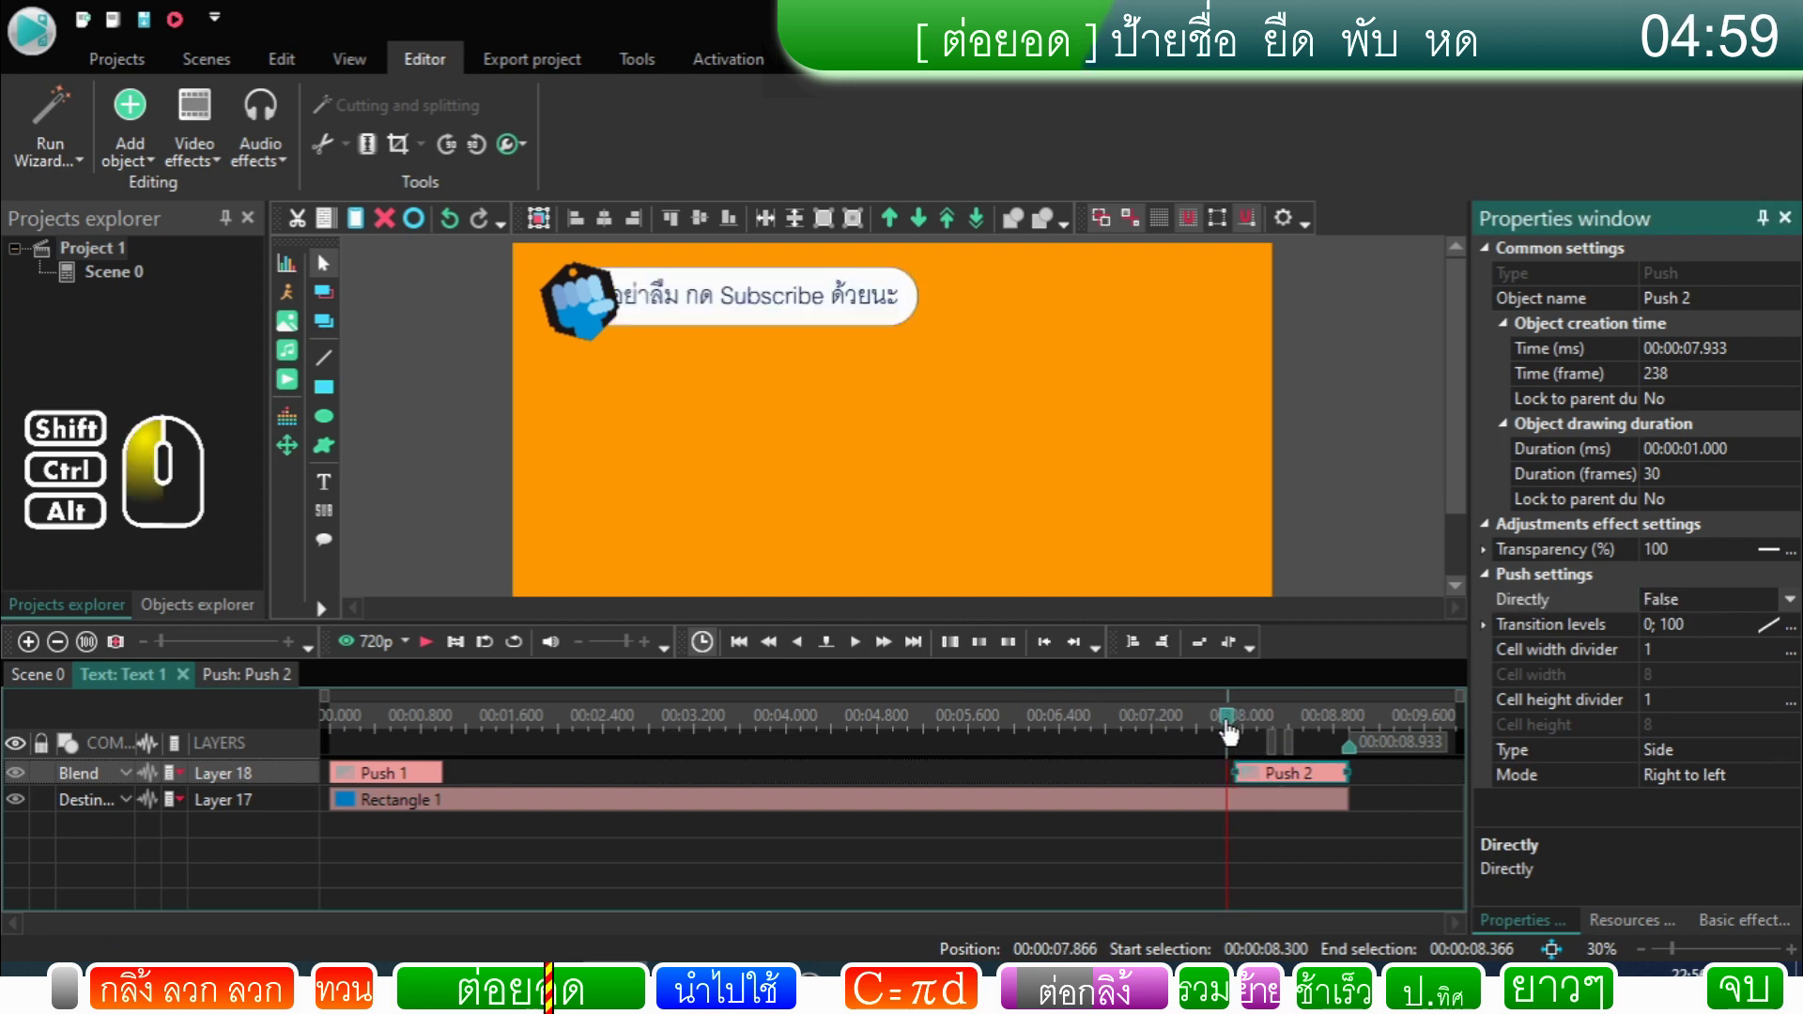
left_click(435, 656)
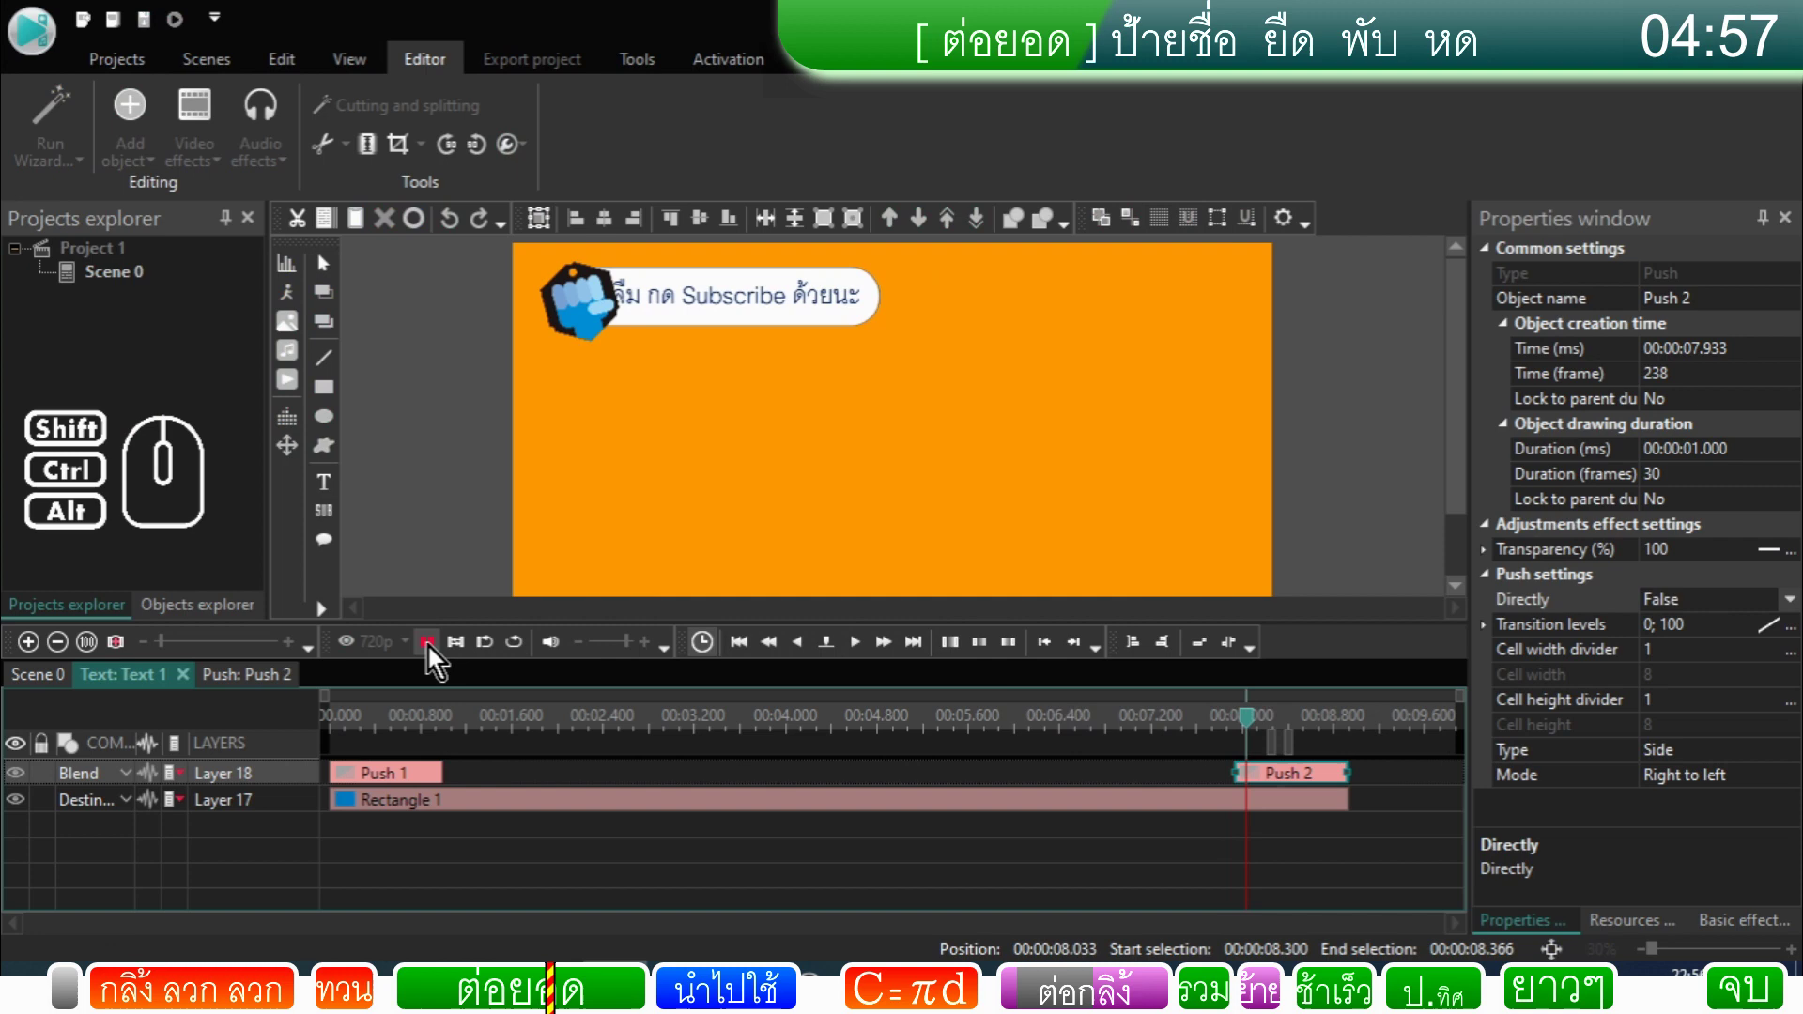
left_click(435, 656)
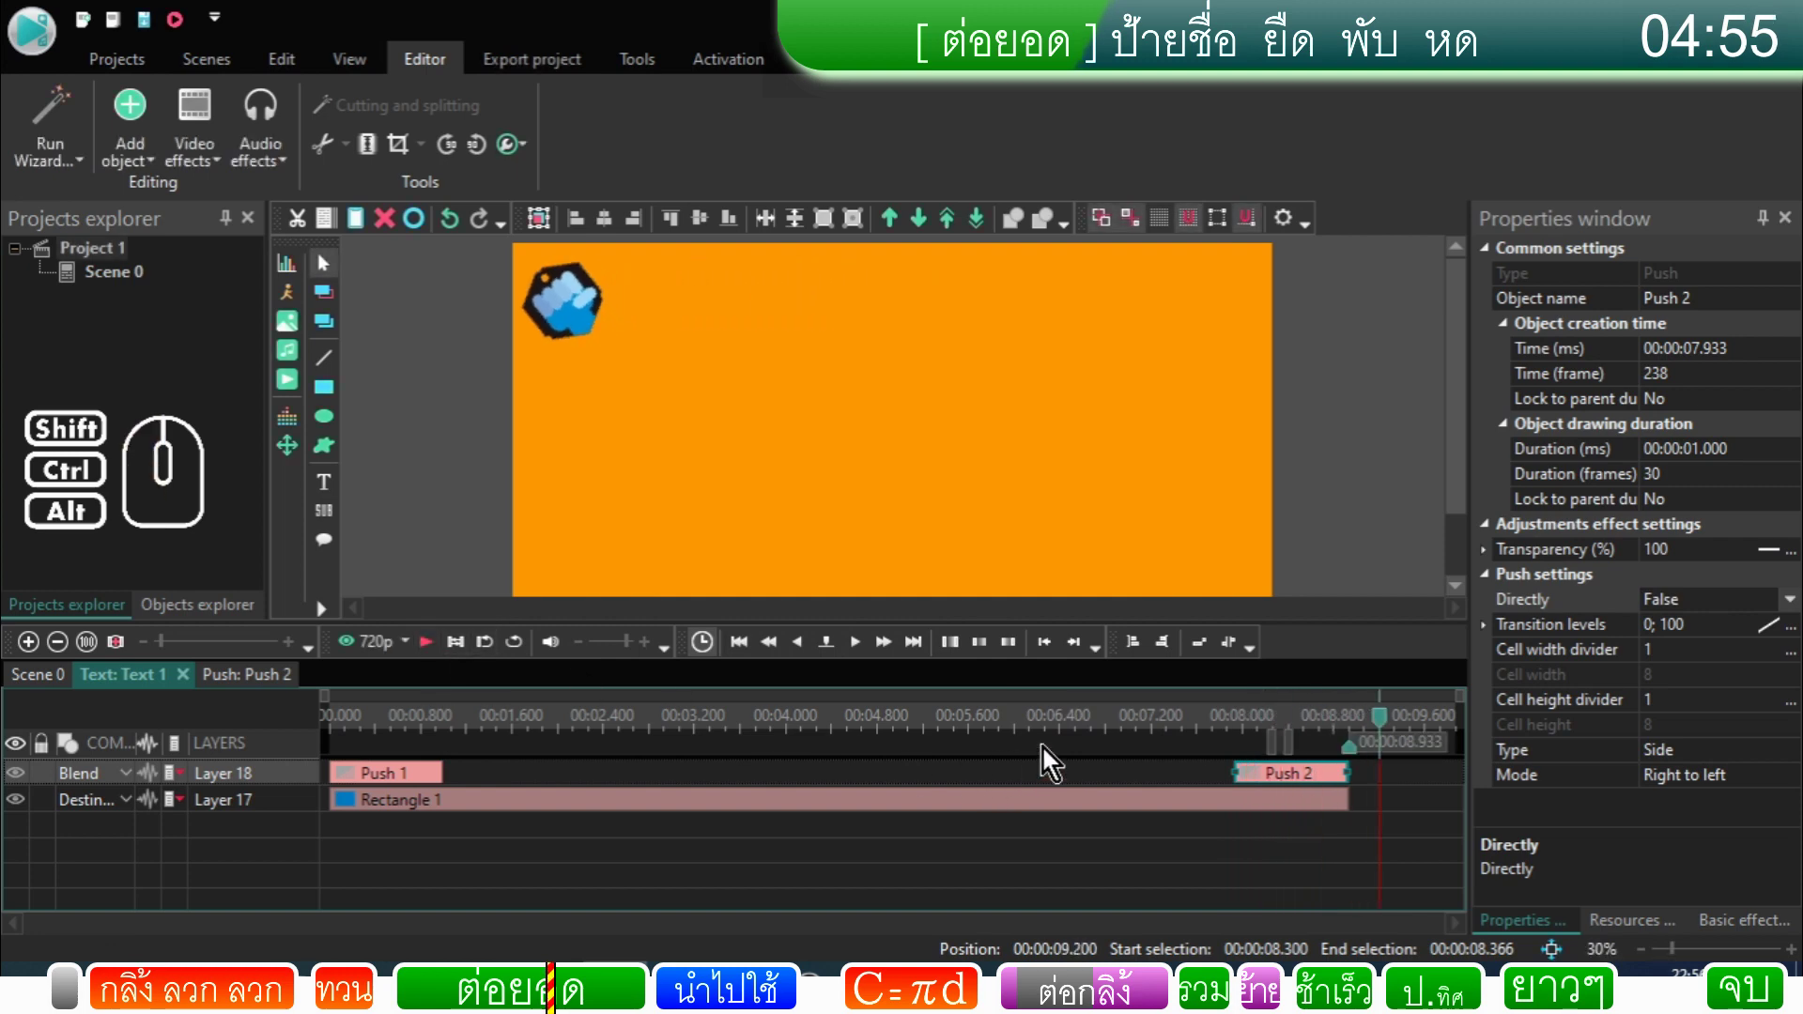
left_click(1228, 728)
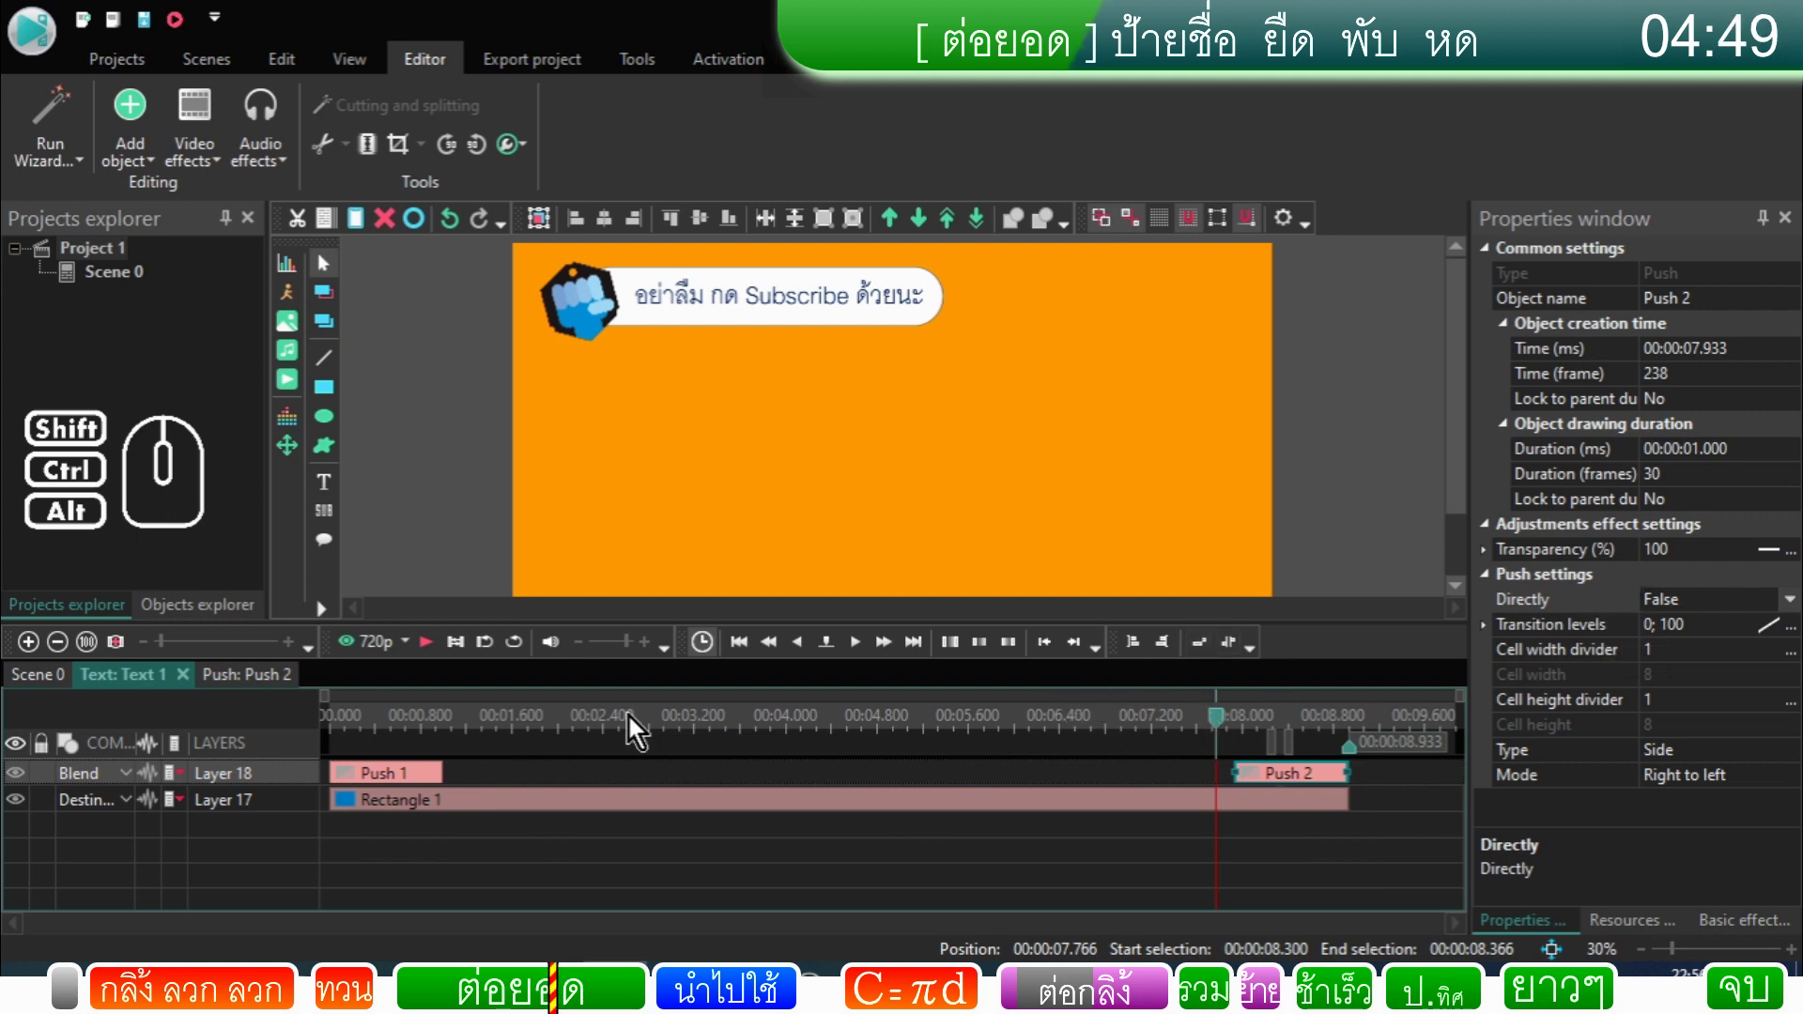
left_click(76, 690)
left_click_drag(1107, 729, 340, 829)
left_click(438, 659)
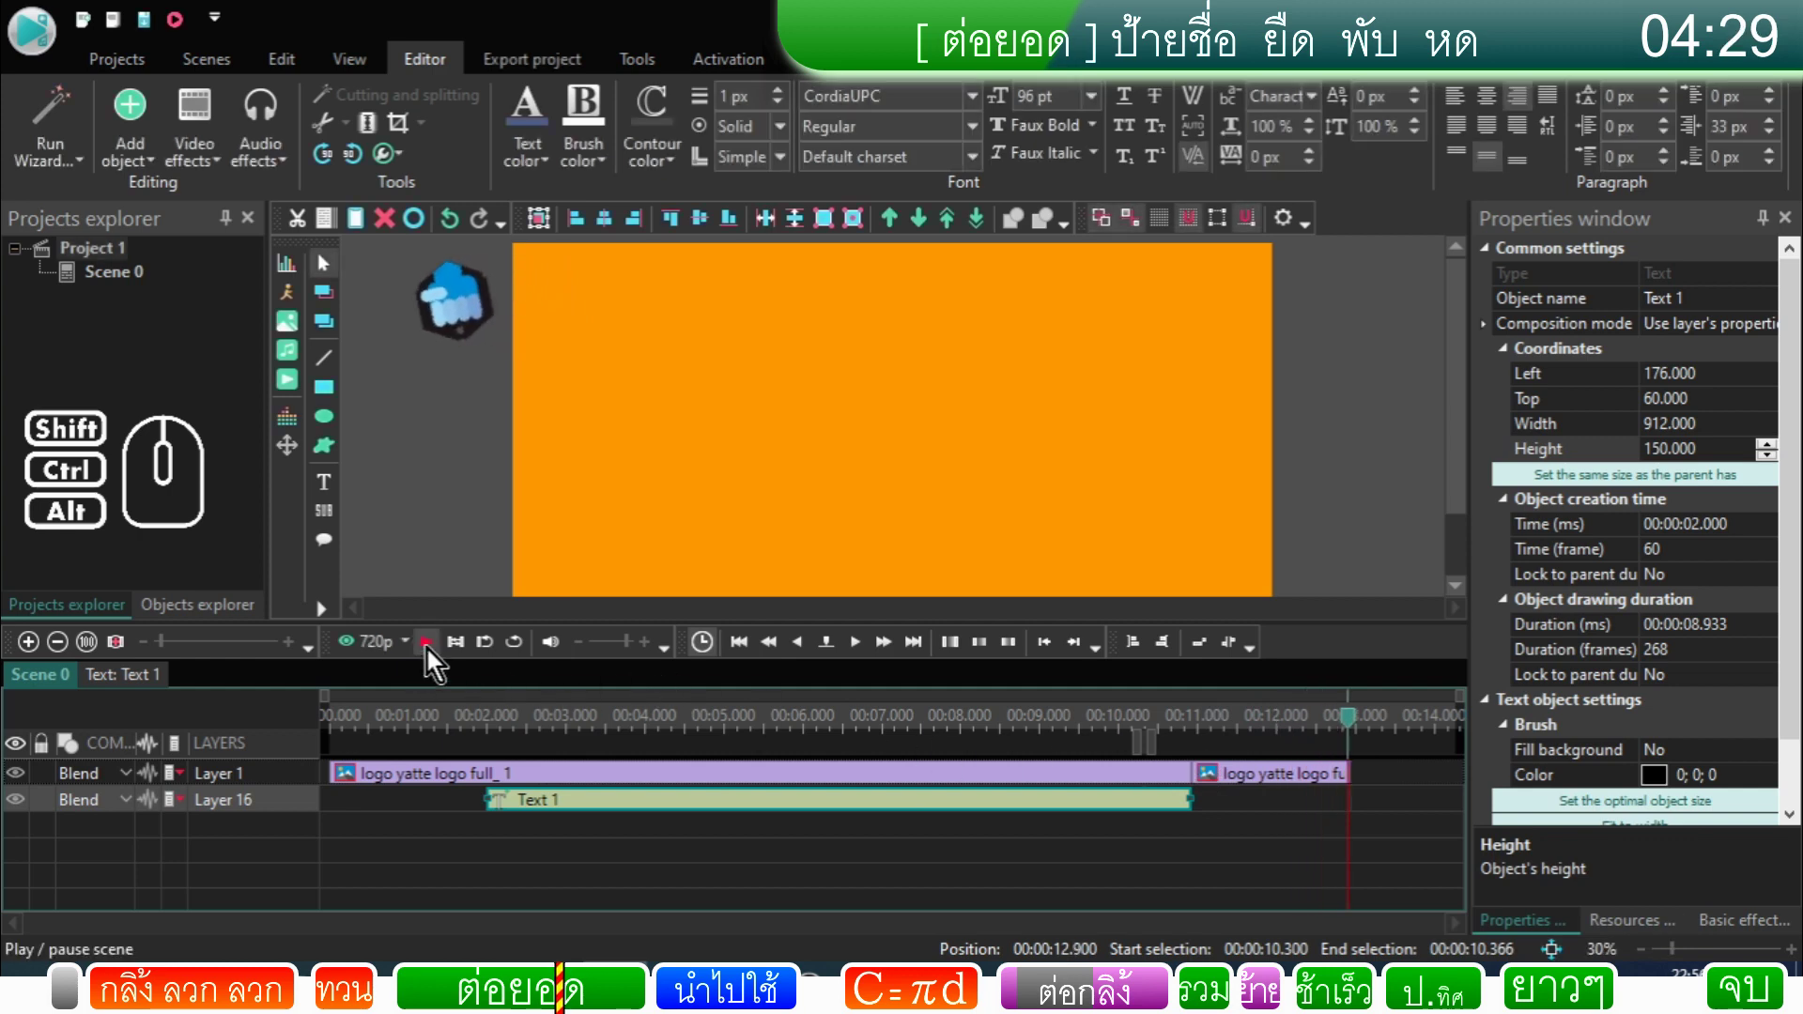
Step: Scrub and replay Scene 0, then re-enter the Text 1 clip's own timeline
left_click(434, 659)
left_click(1120, 736)
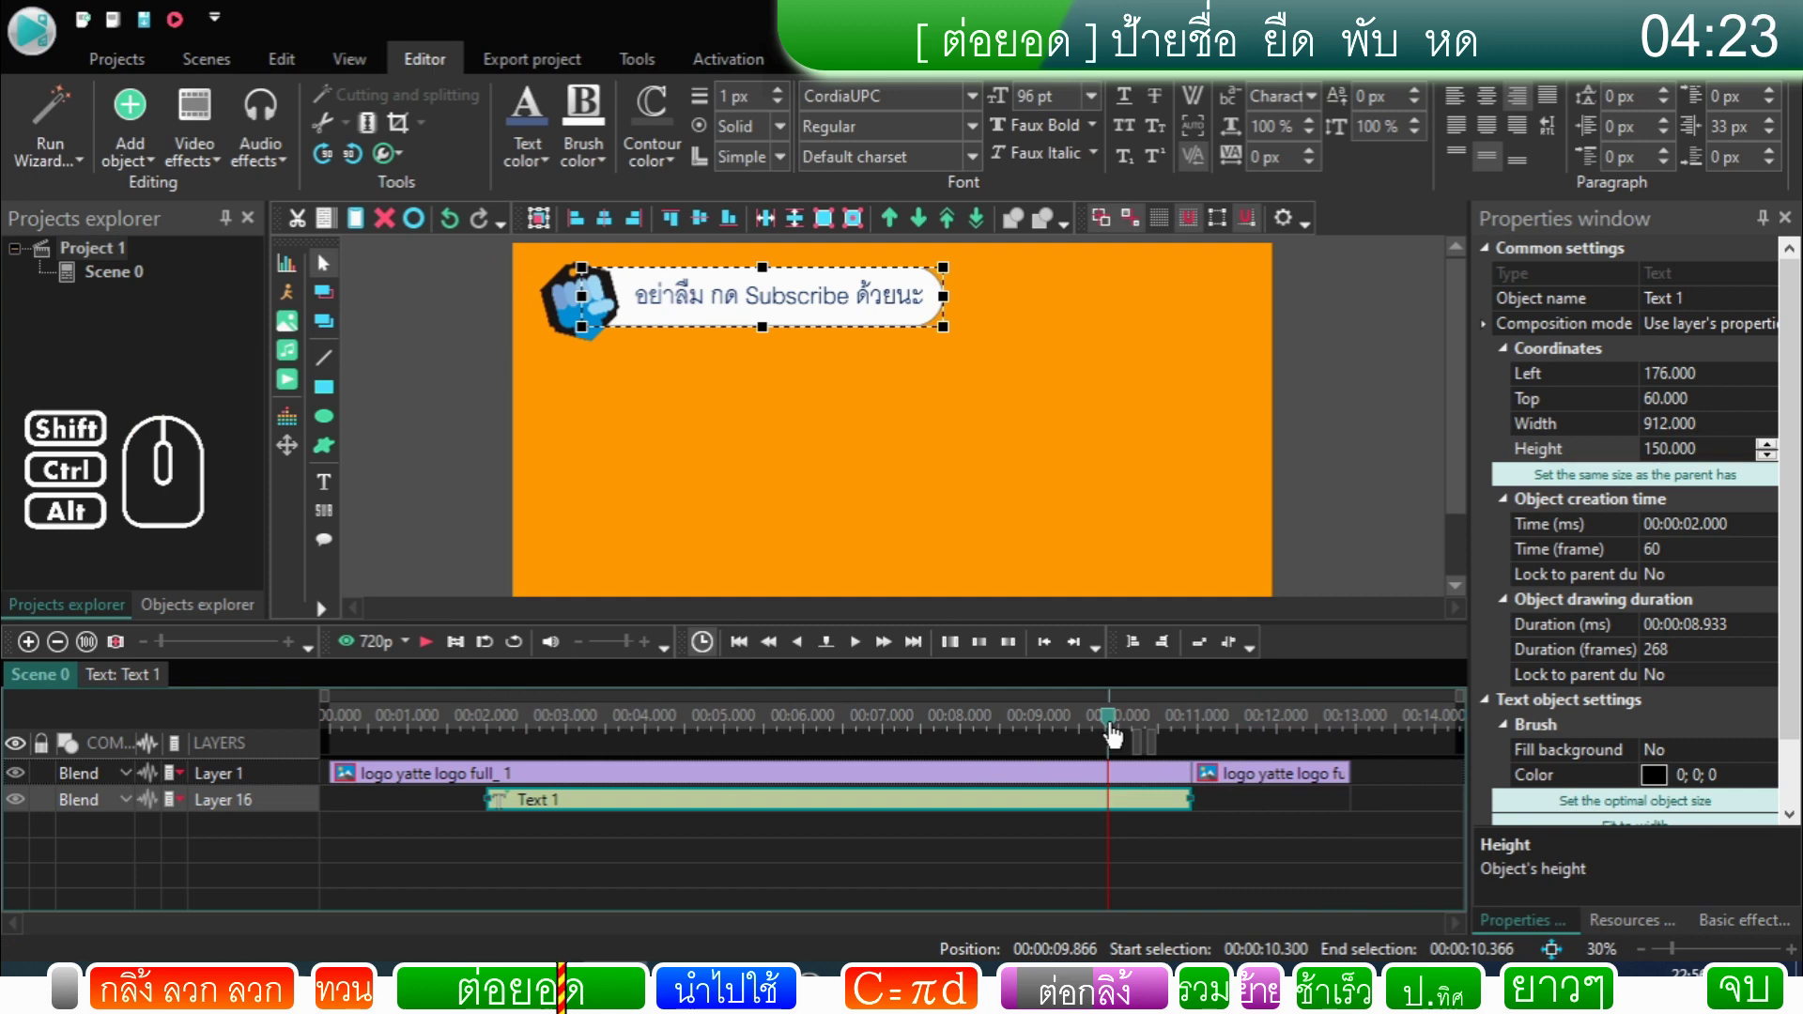
left_click_drag(1120, 735, 453, 778)
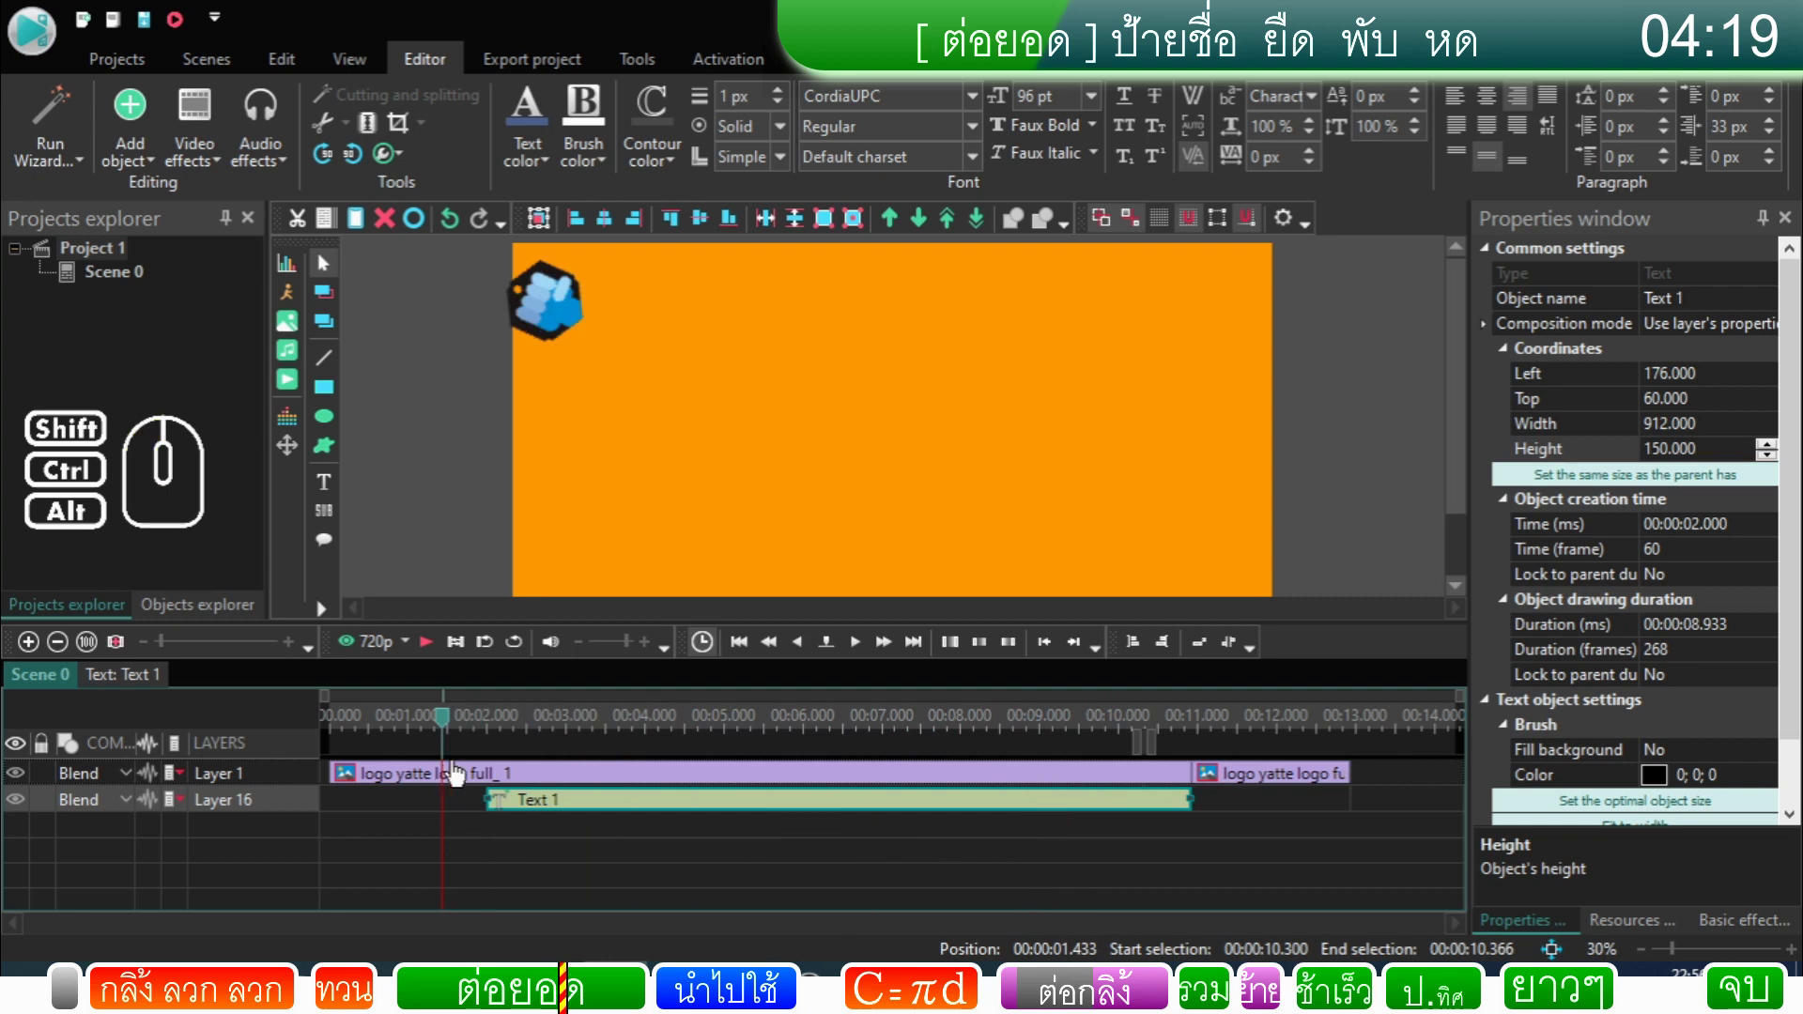
left_click(433, 650)
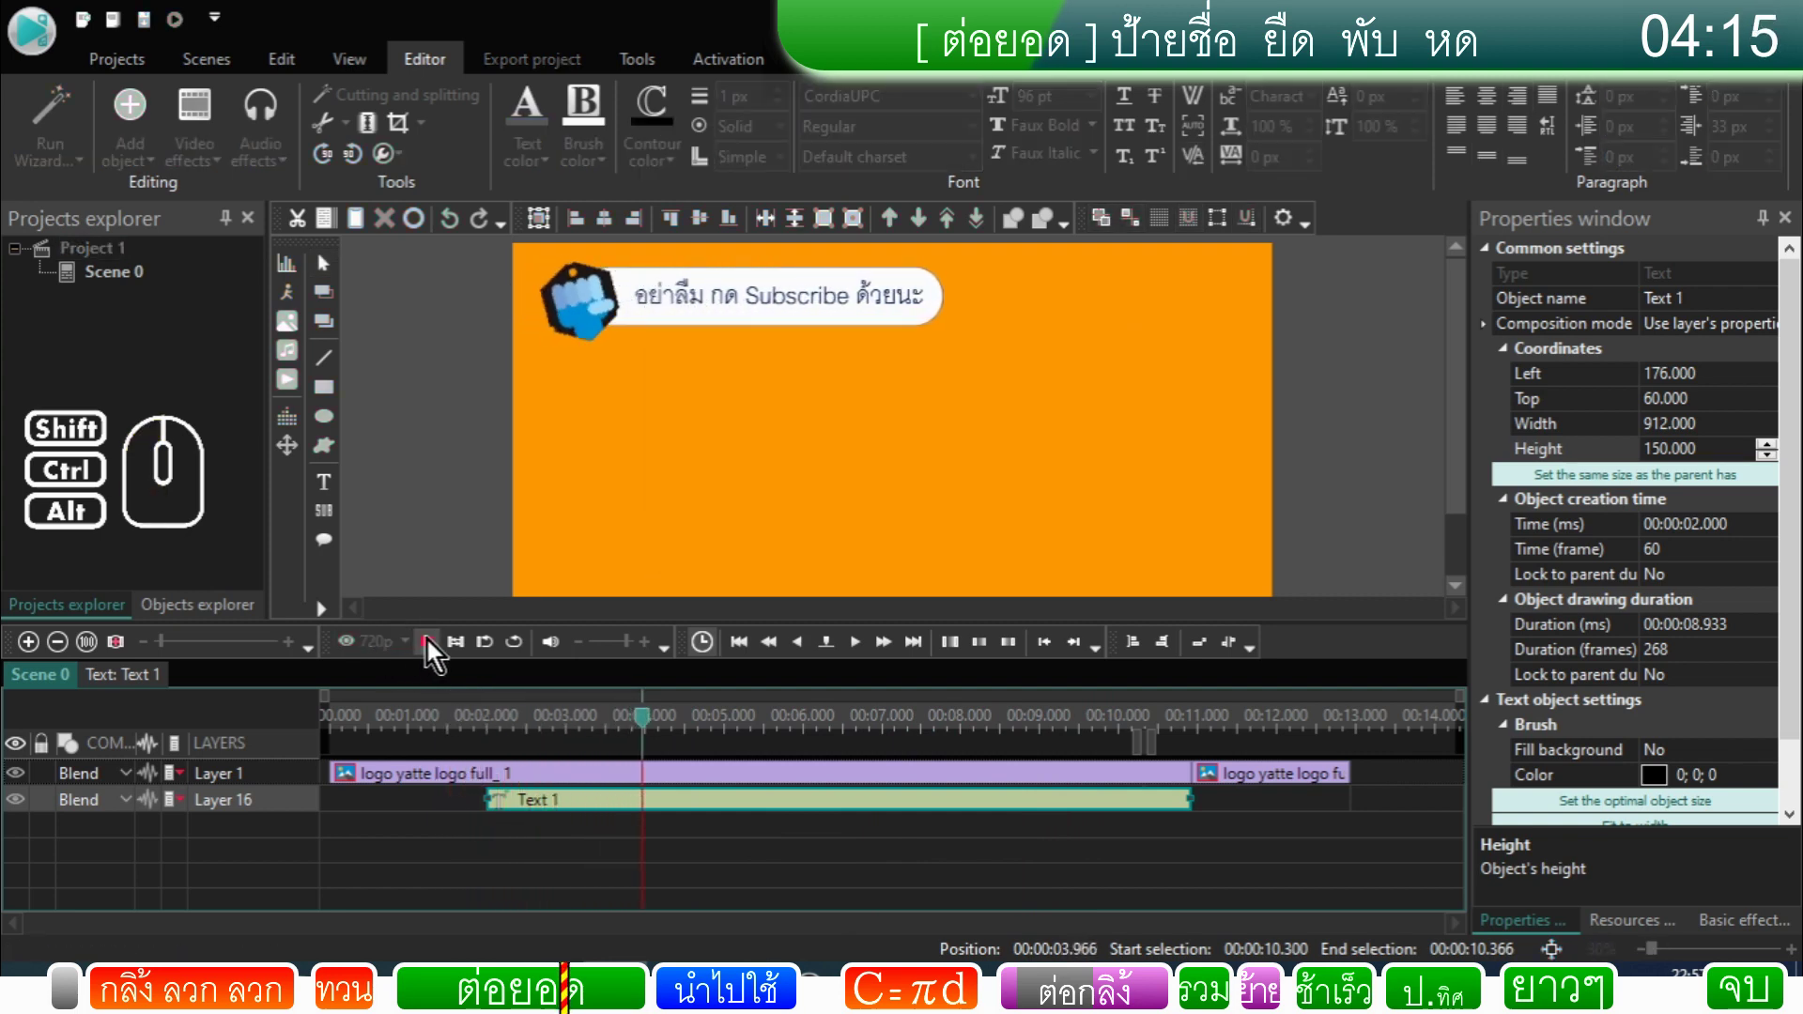
left_click(433, 650)
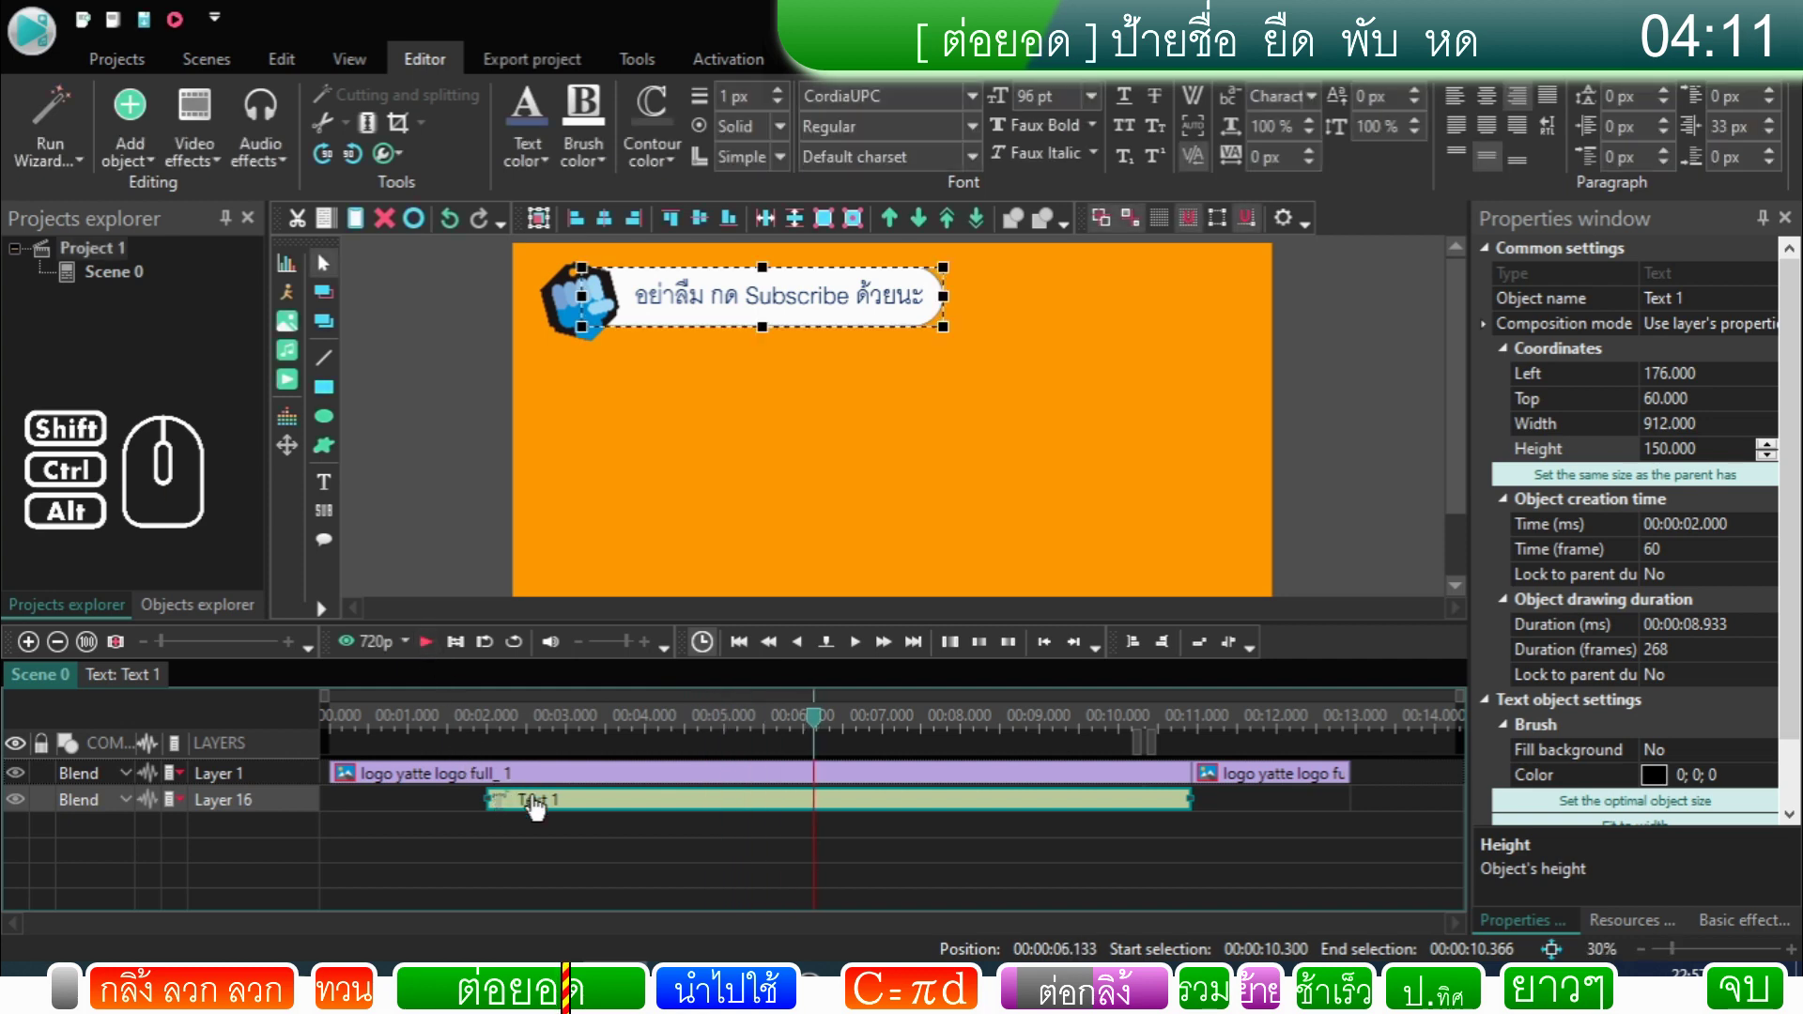
double_click(539, 806)
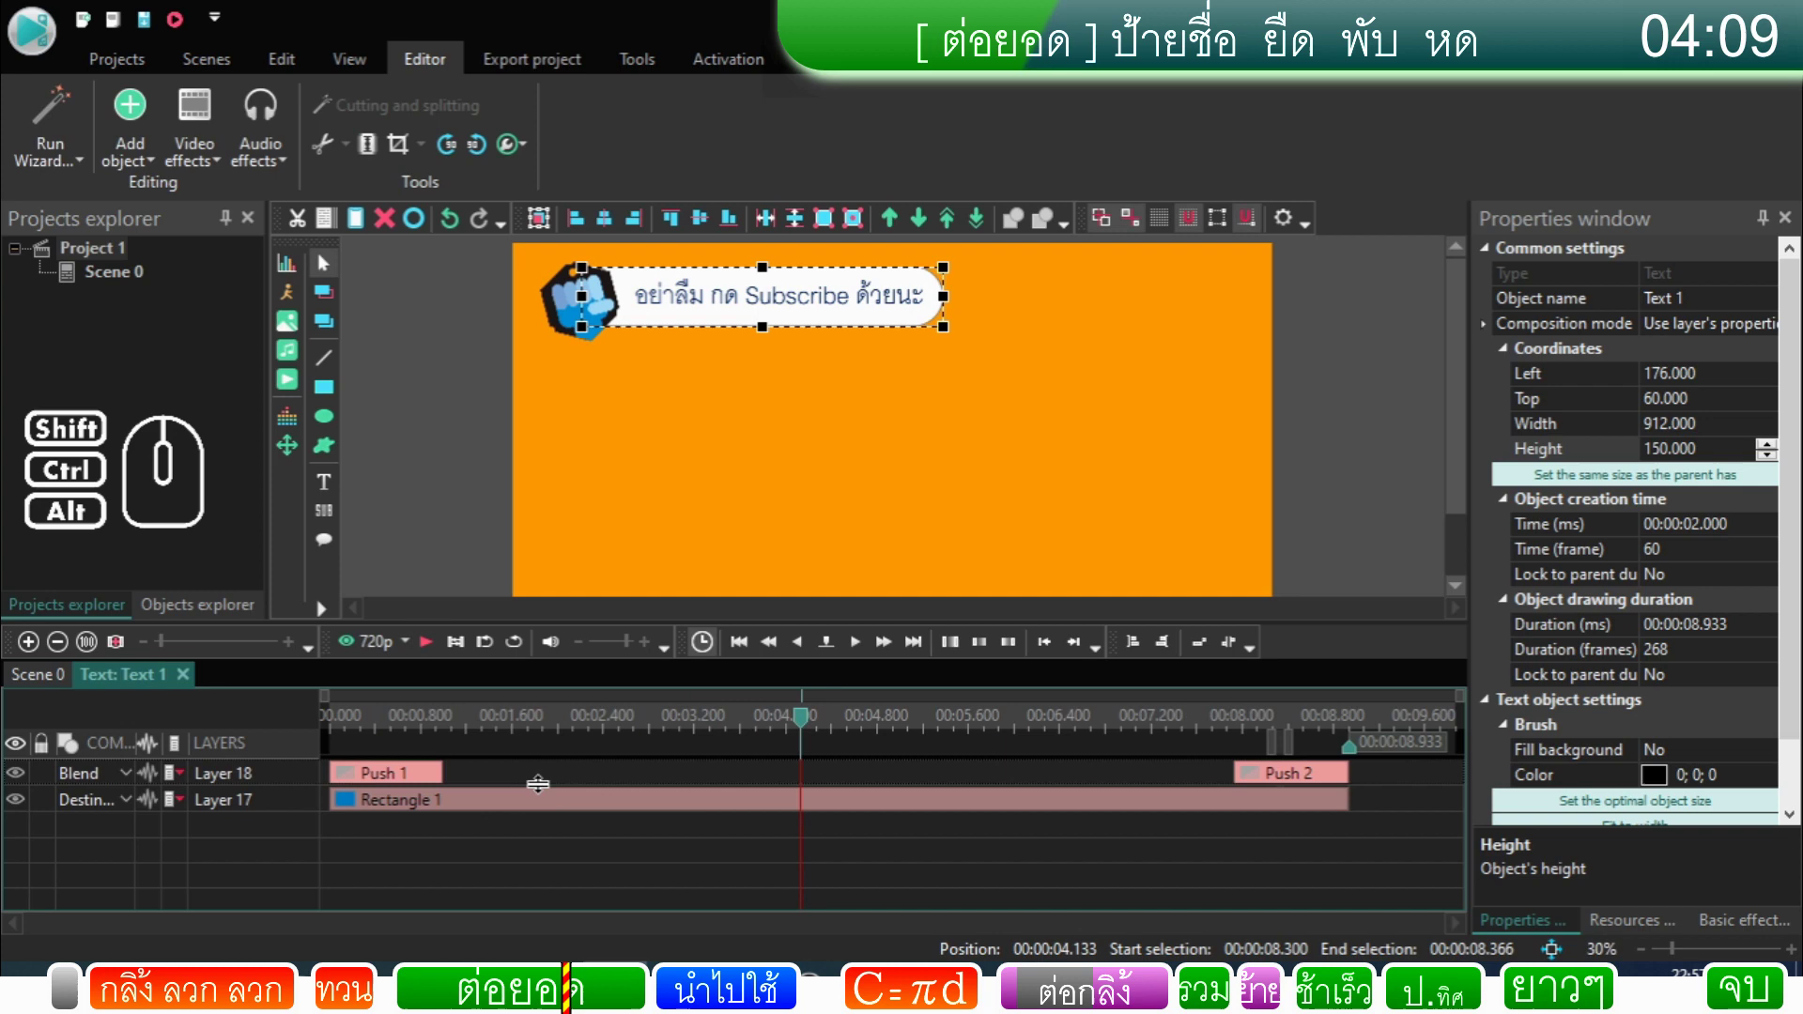
Step: Select Rectangle 1 and scrub the playhead to 0.6 s into the label's slide-out
left_click_drag(811, 731, 274, 766)
left_click(419, 810)
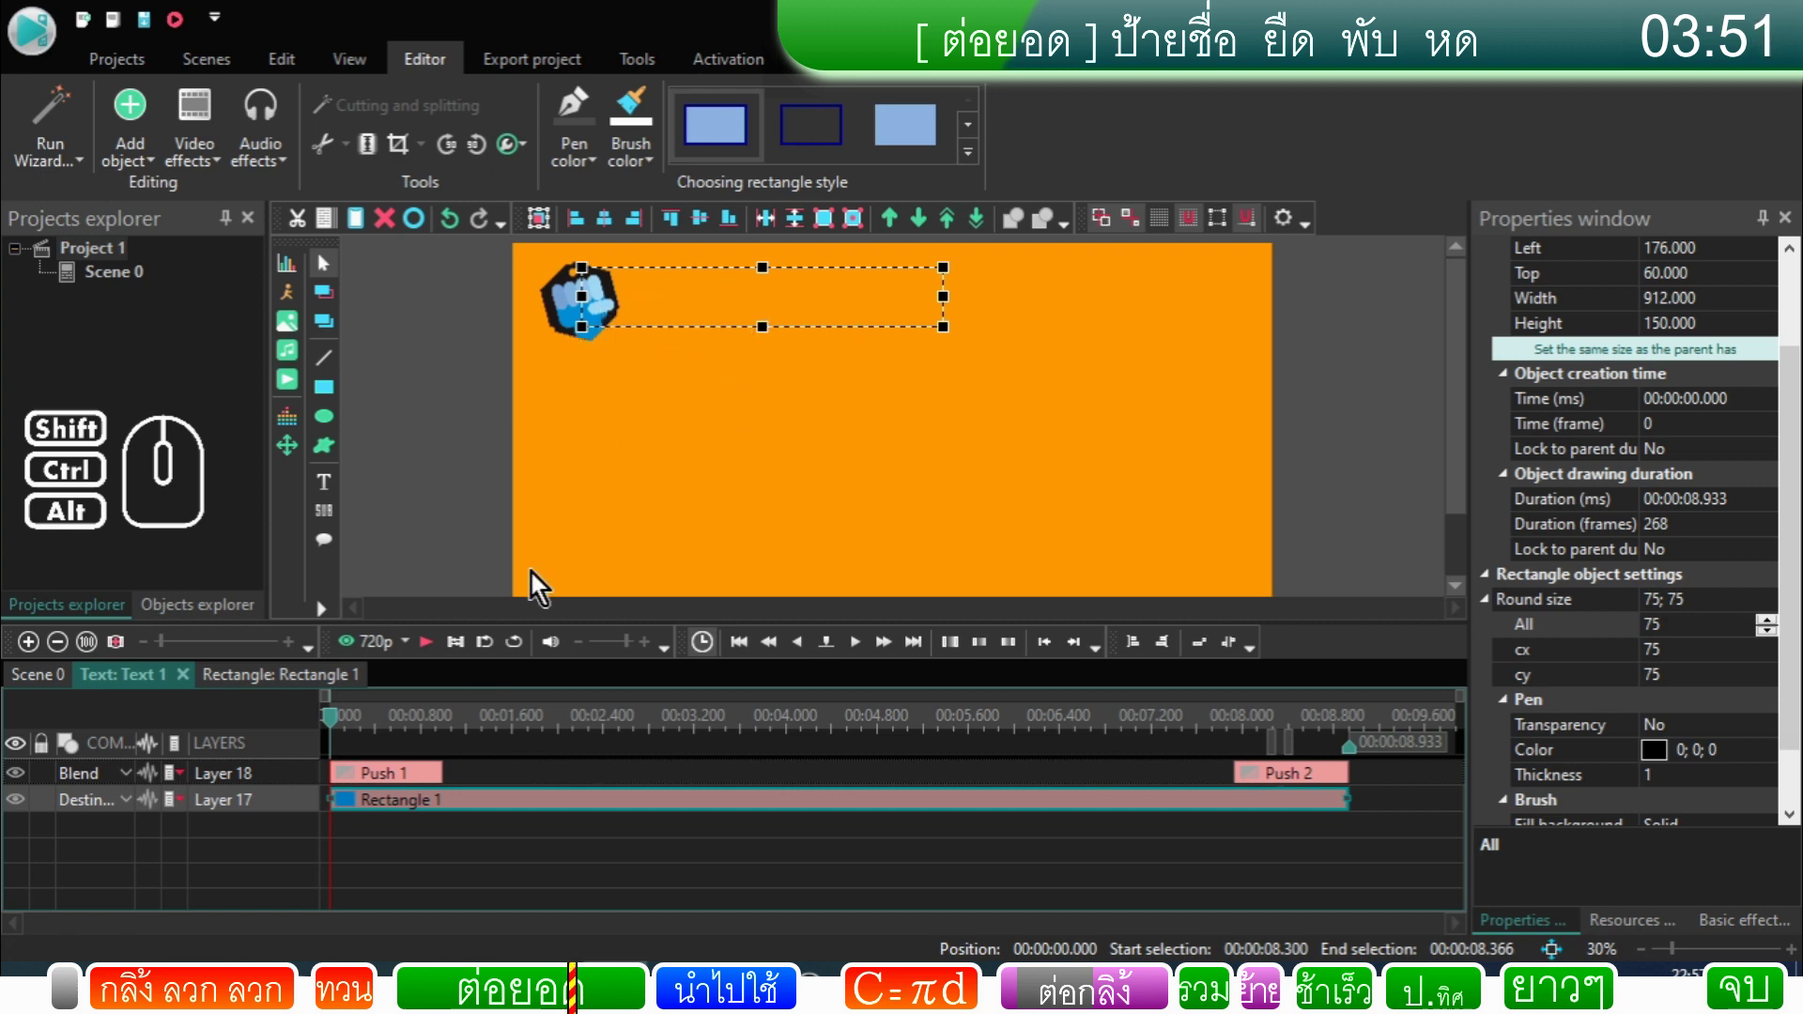
left_click(372, 731)
left_click(390, 731)
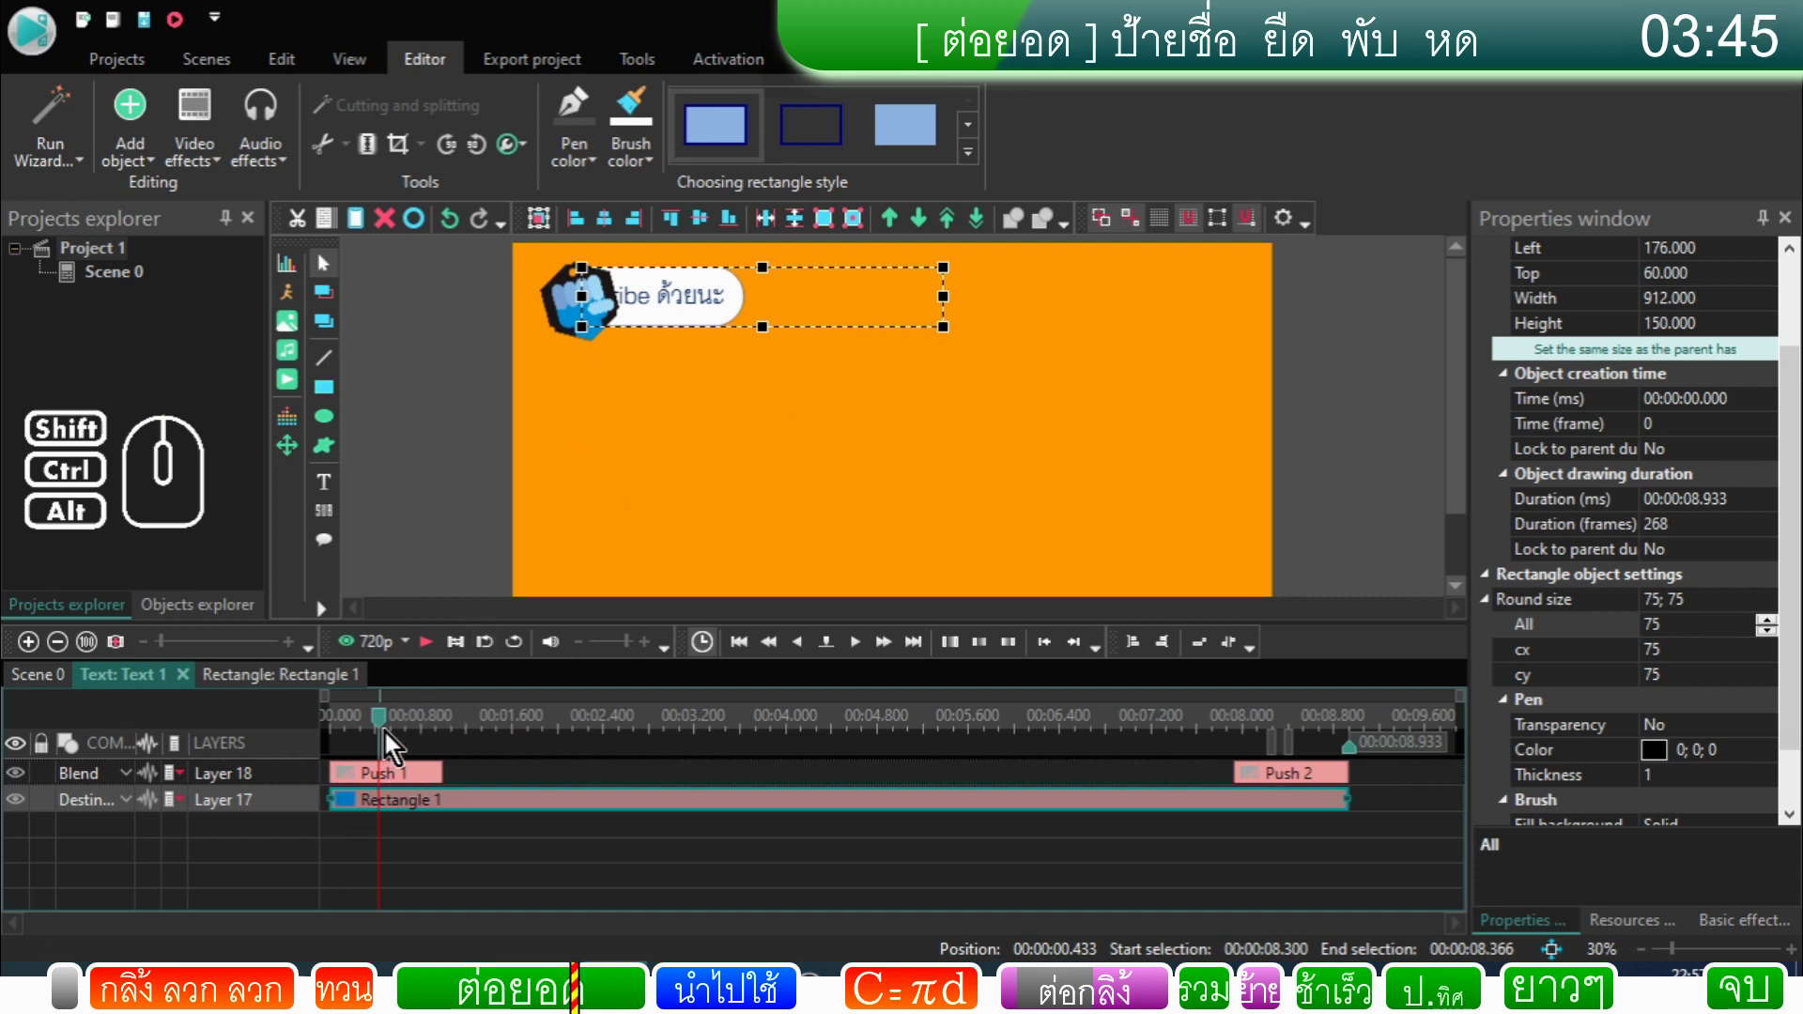
left_click_drag(391, 728, 406, 747)
Step: Add a Rotate transform applied to the bubble, ending at the cursor (180 to 0 degrees)
left_click(214, 137)
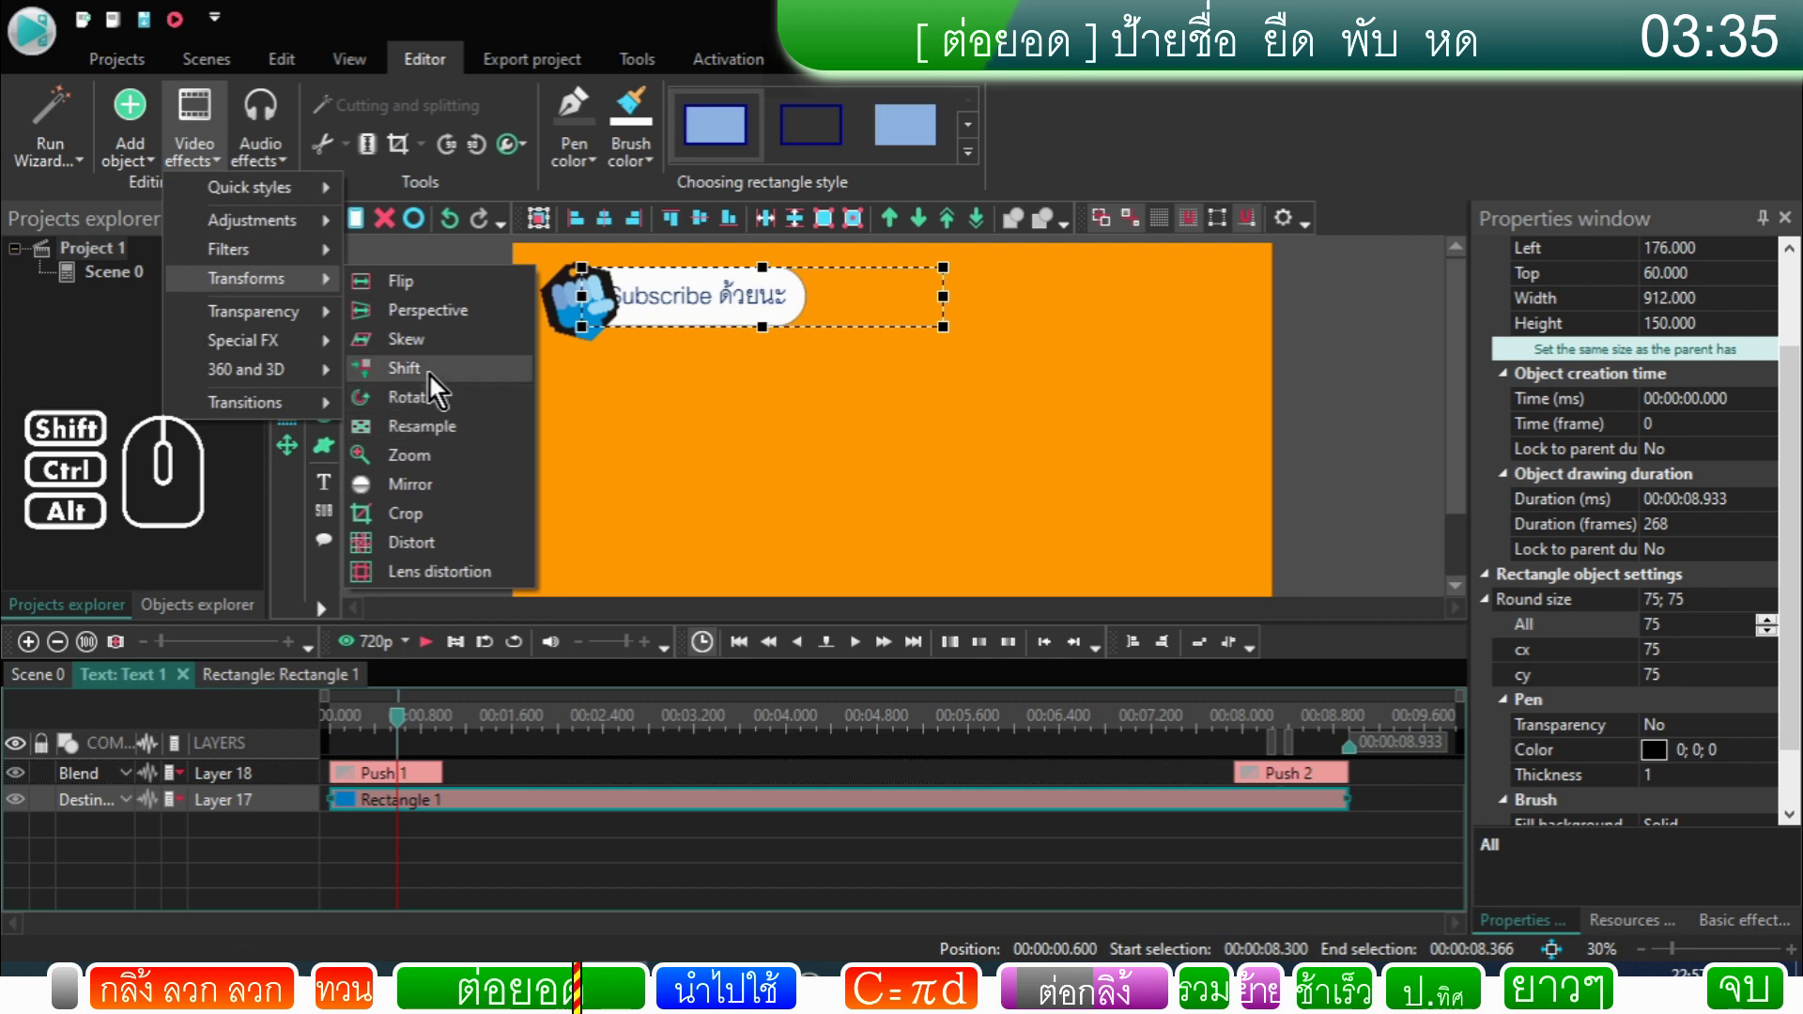
left_click(438, 416)
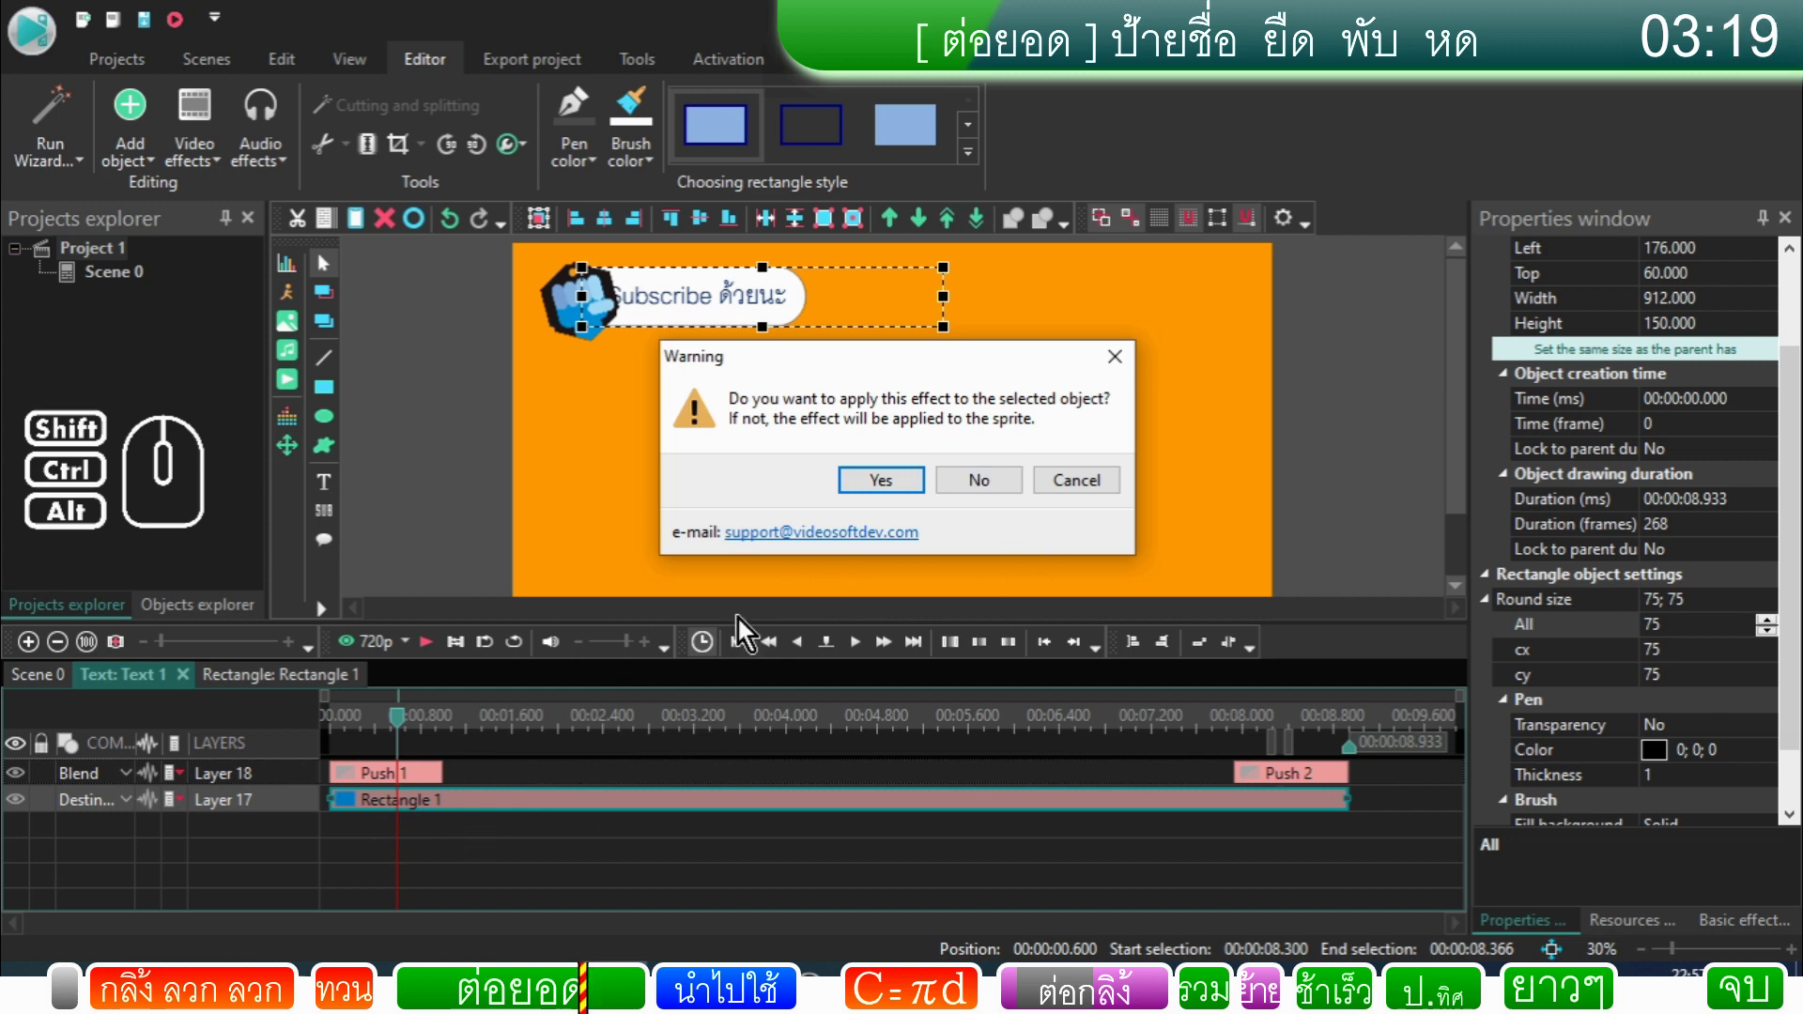
left_click(991, 502)
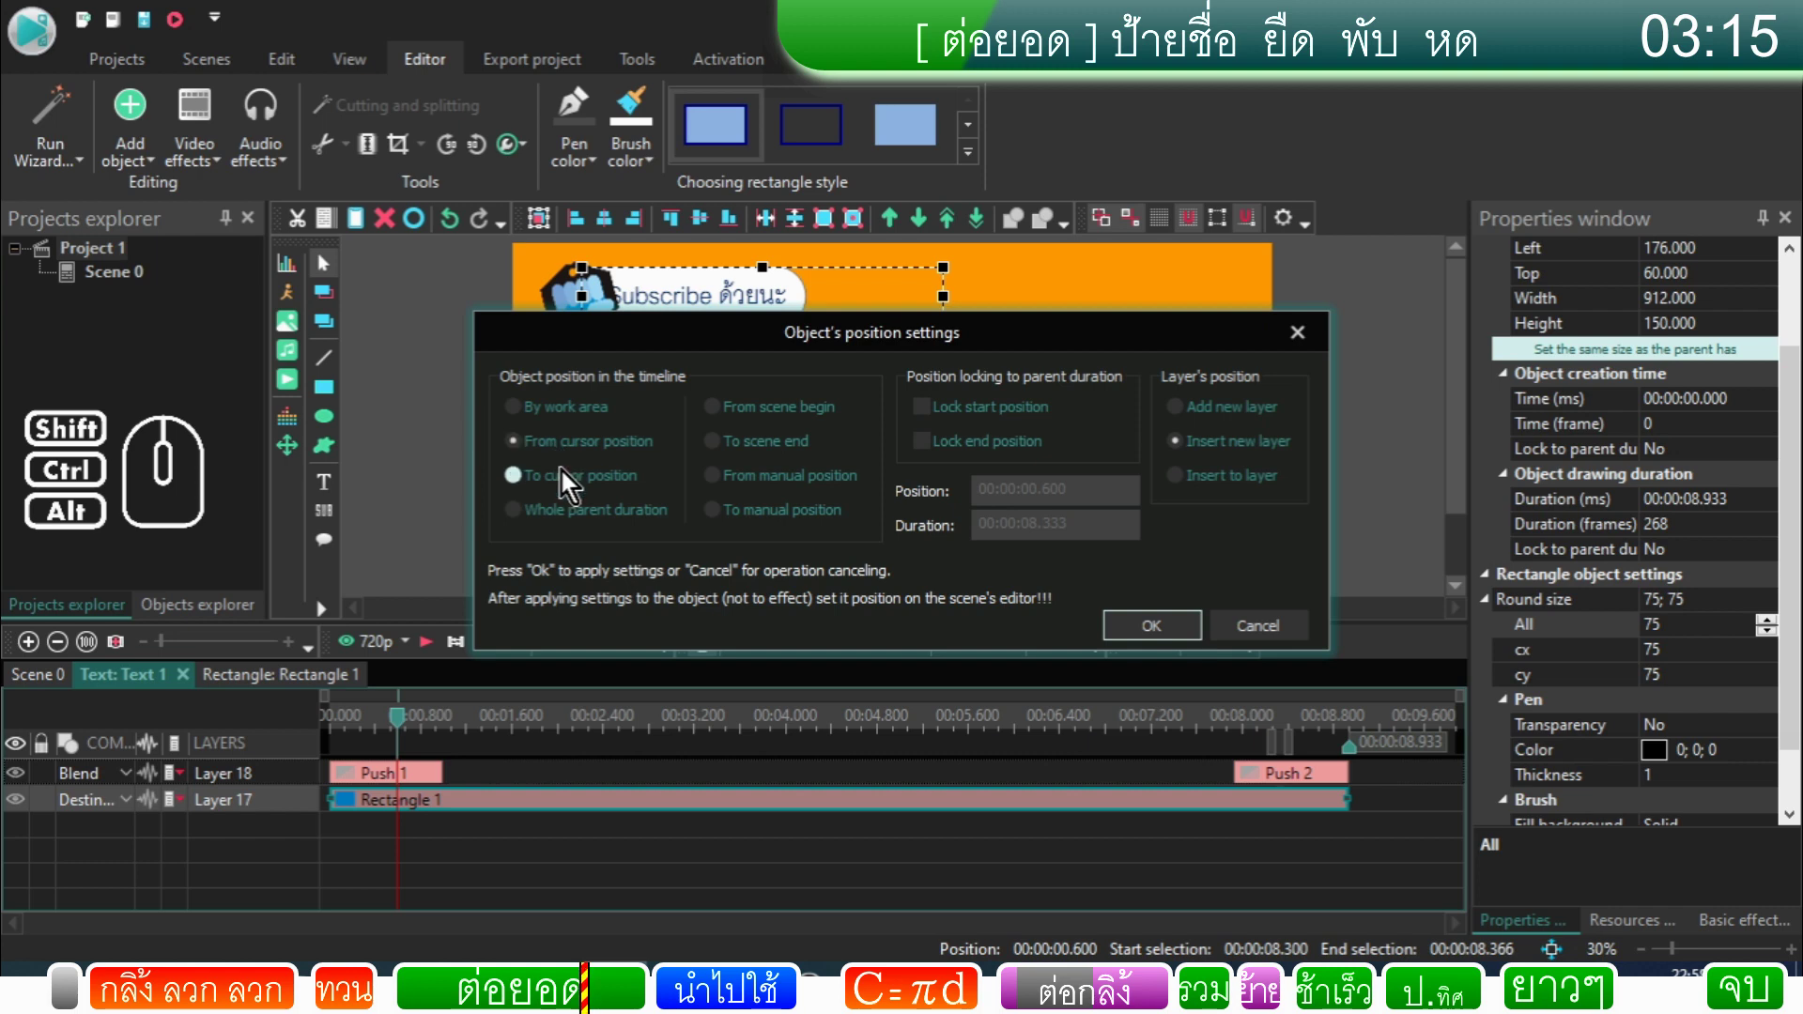
left_click(567, 491)
left_click(1159, 647)
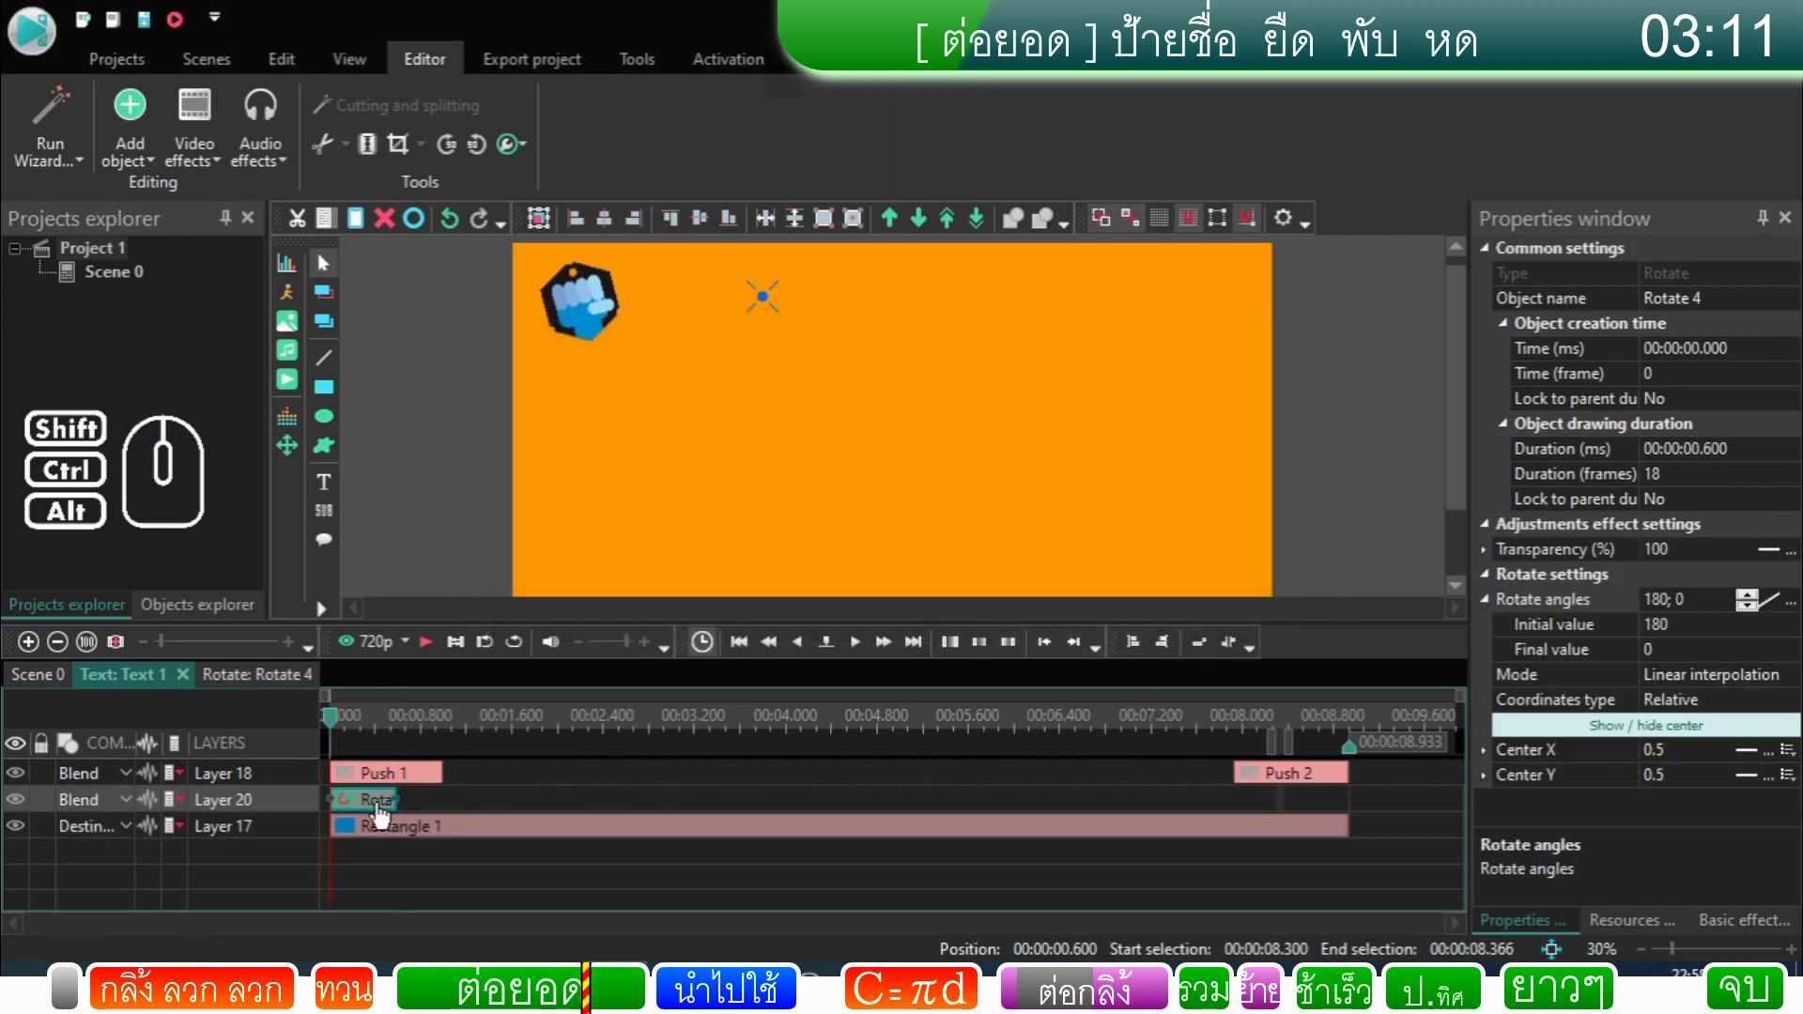
Step: Set Rotate 4's Center X to Left (0) and preview the bubble pivoting on its left edge
left_click(386, 815)
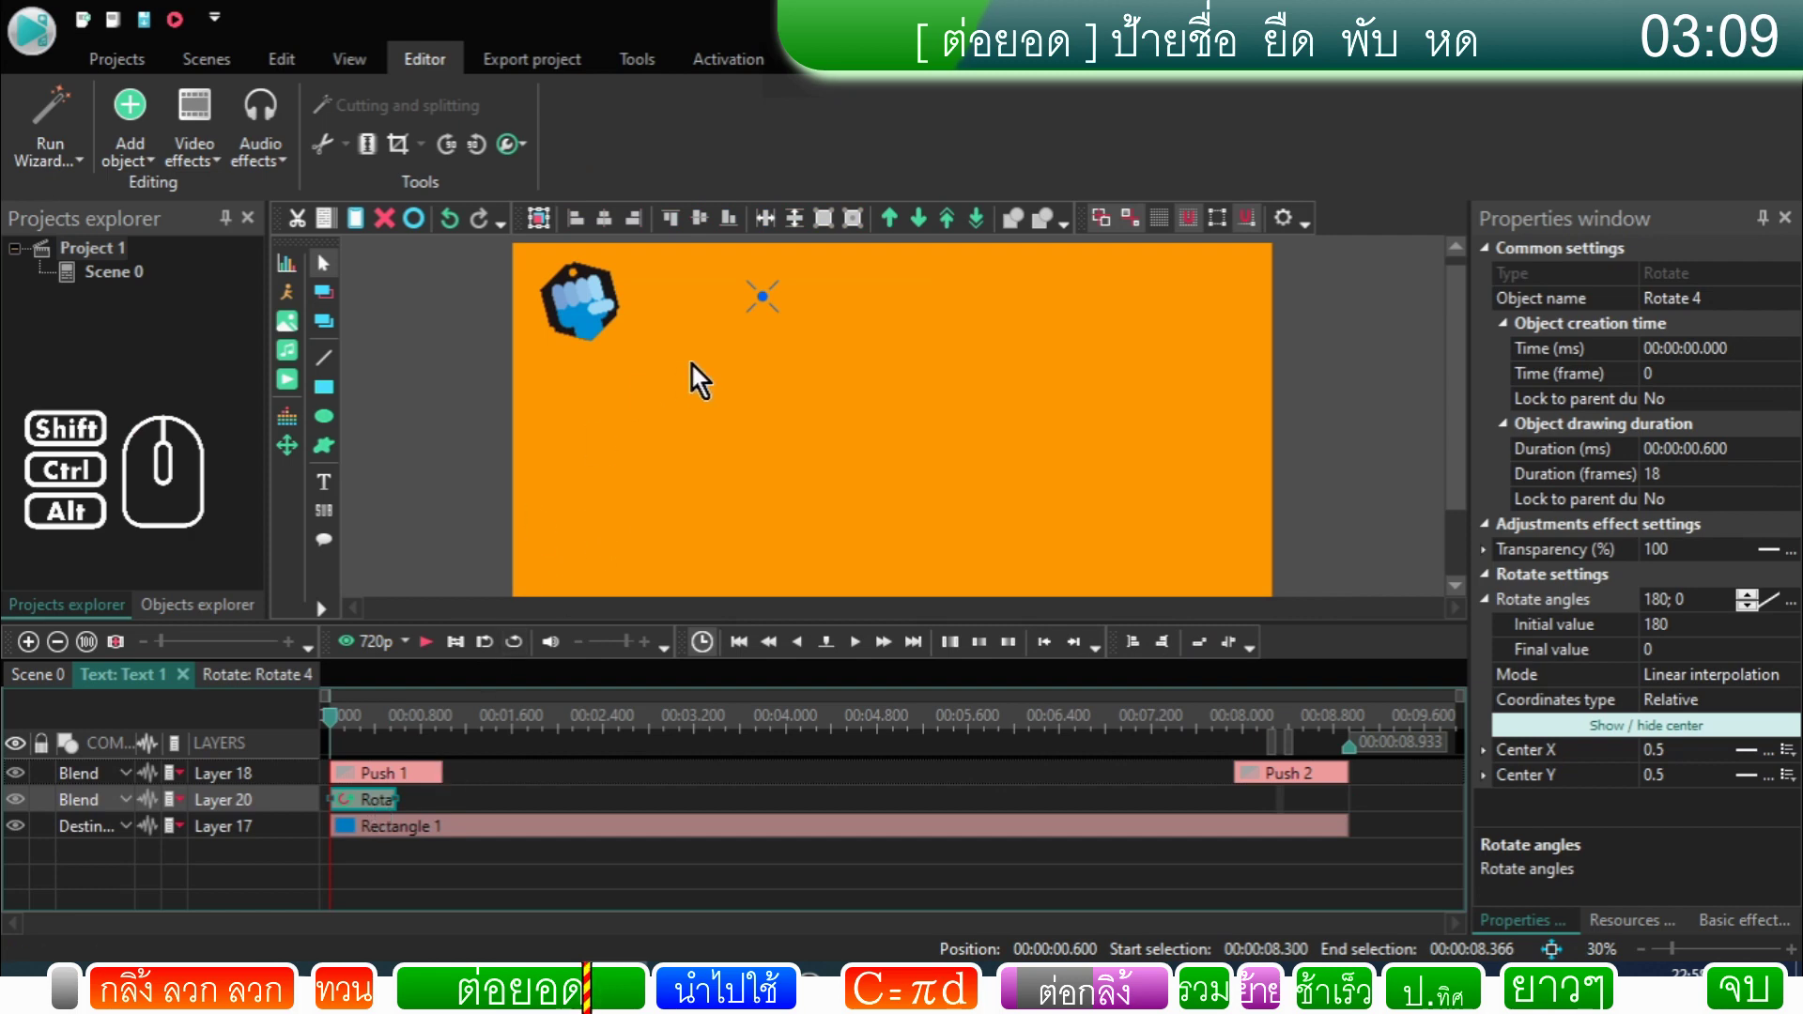
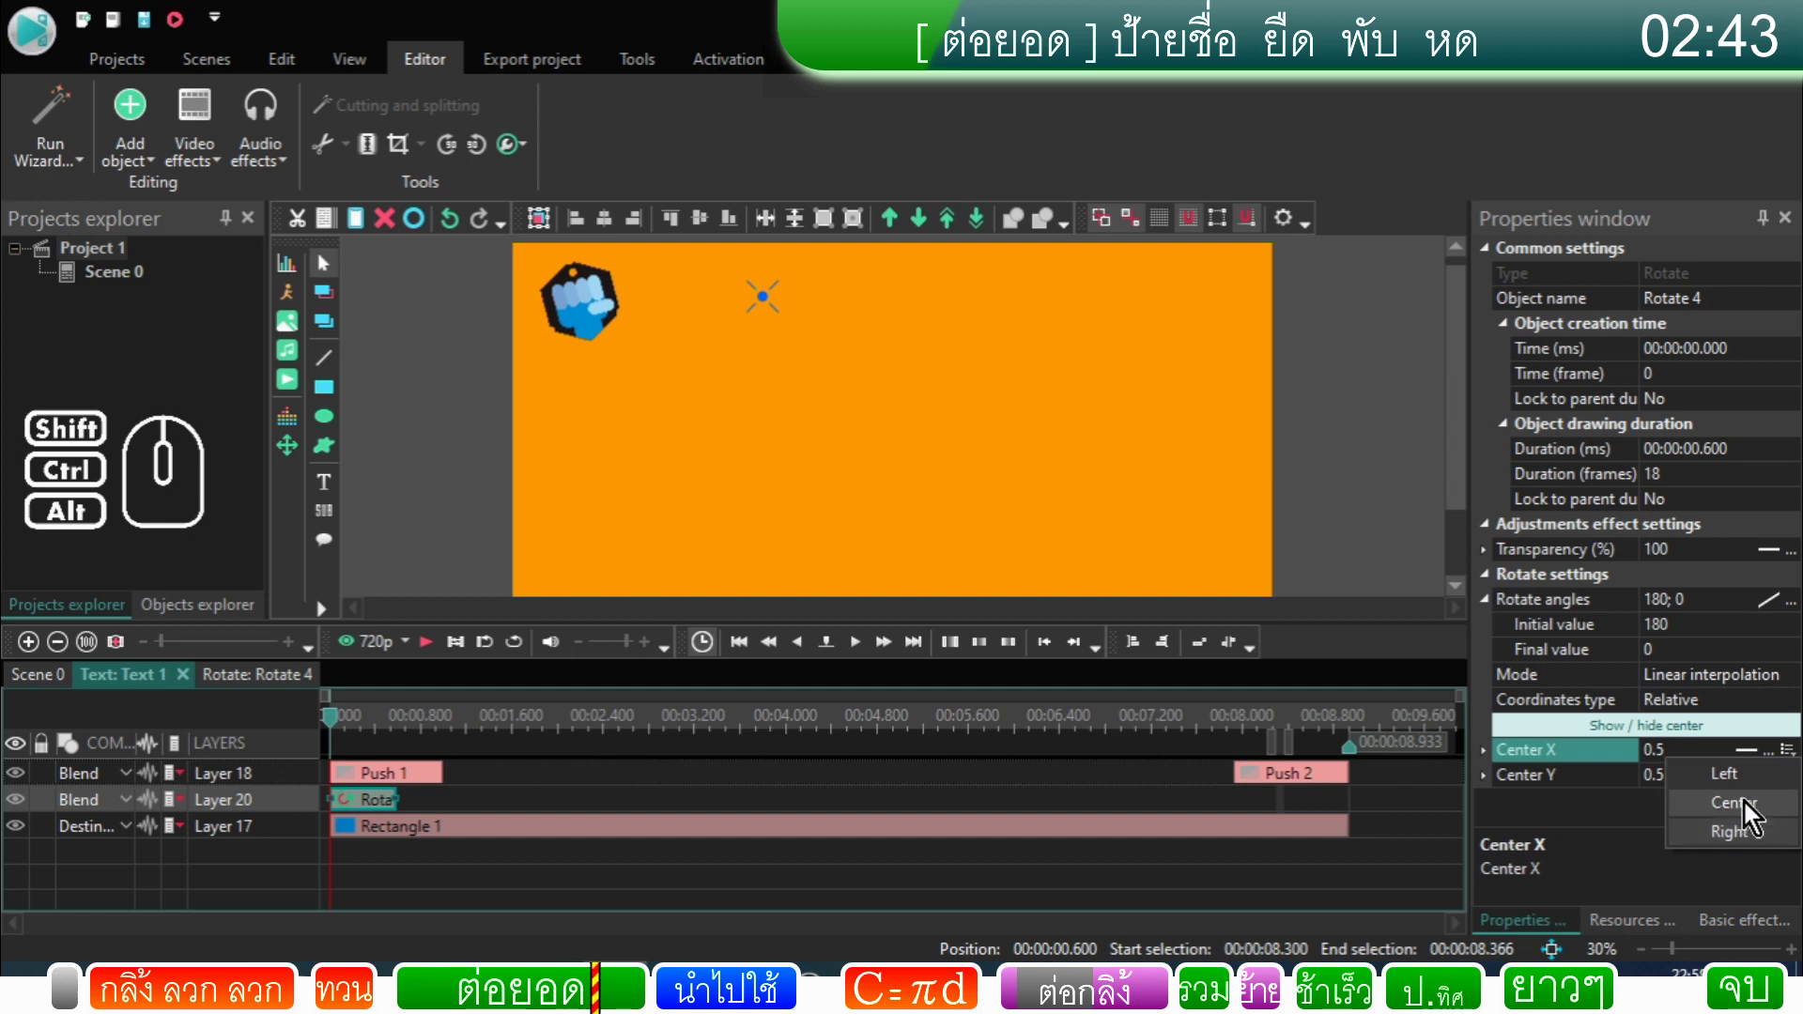
left_click(1754, 781)
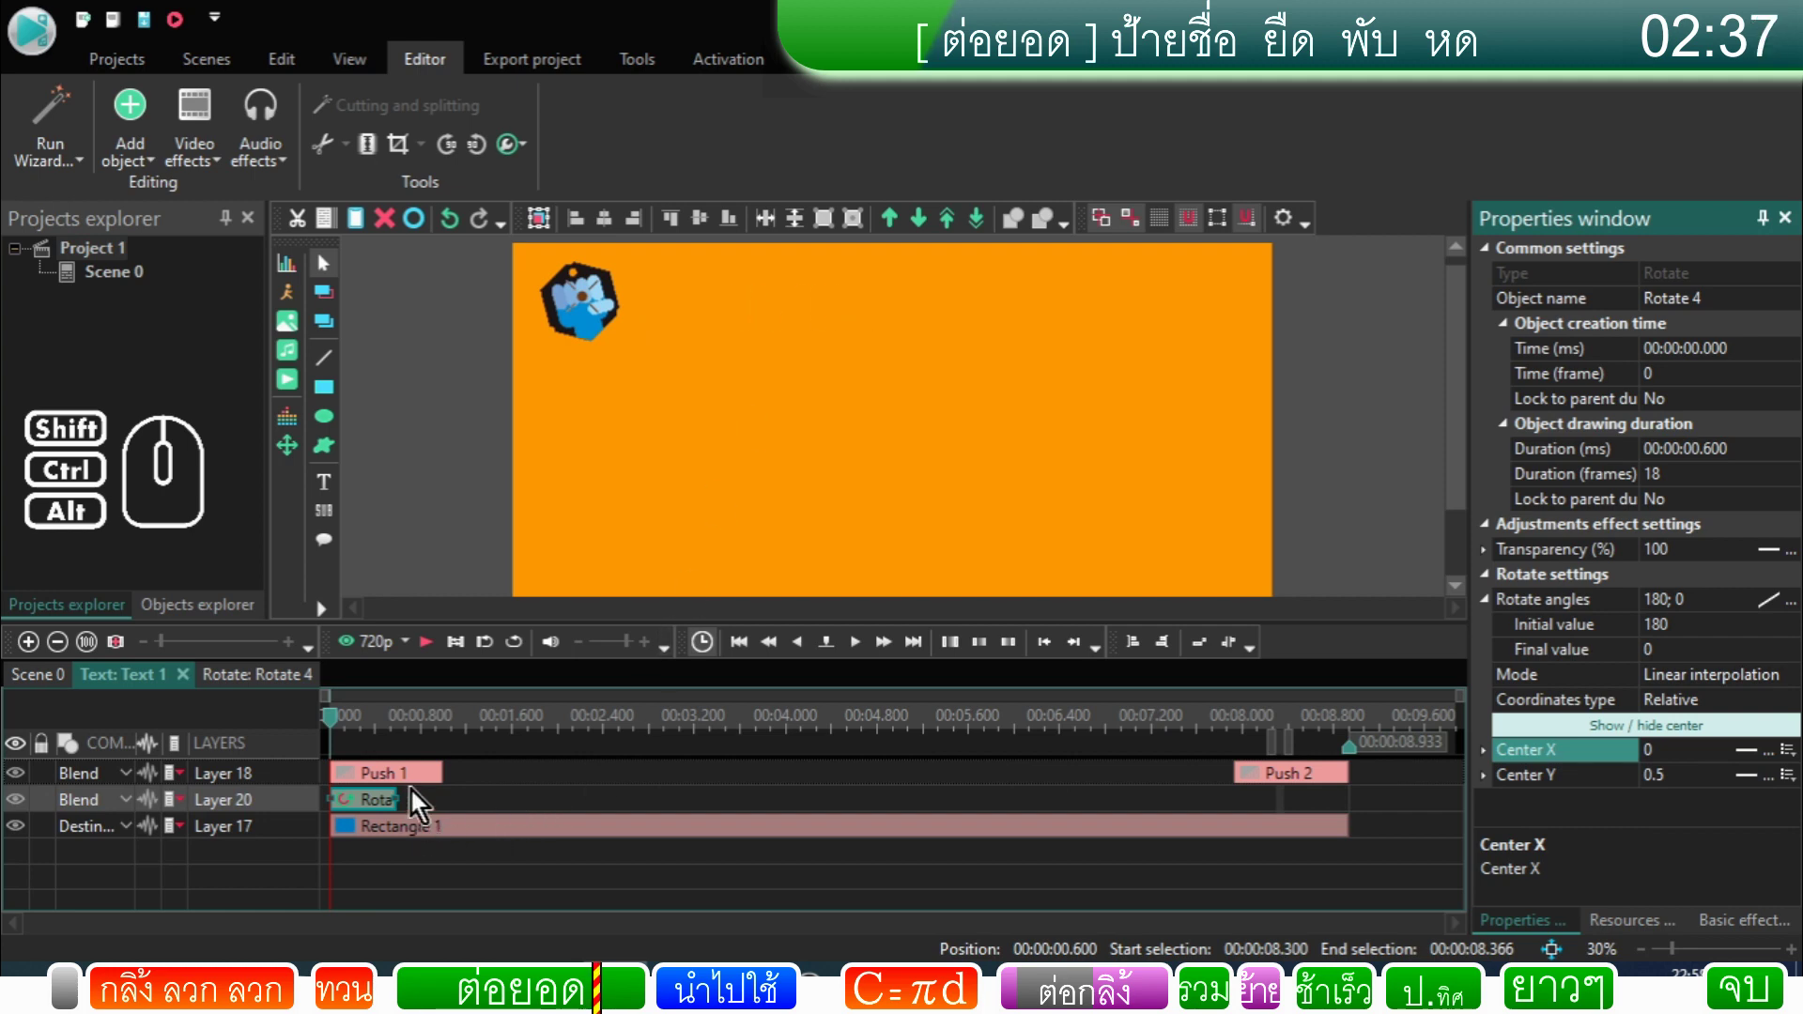
left_click(445, 658)
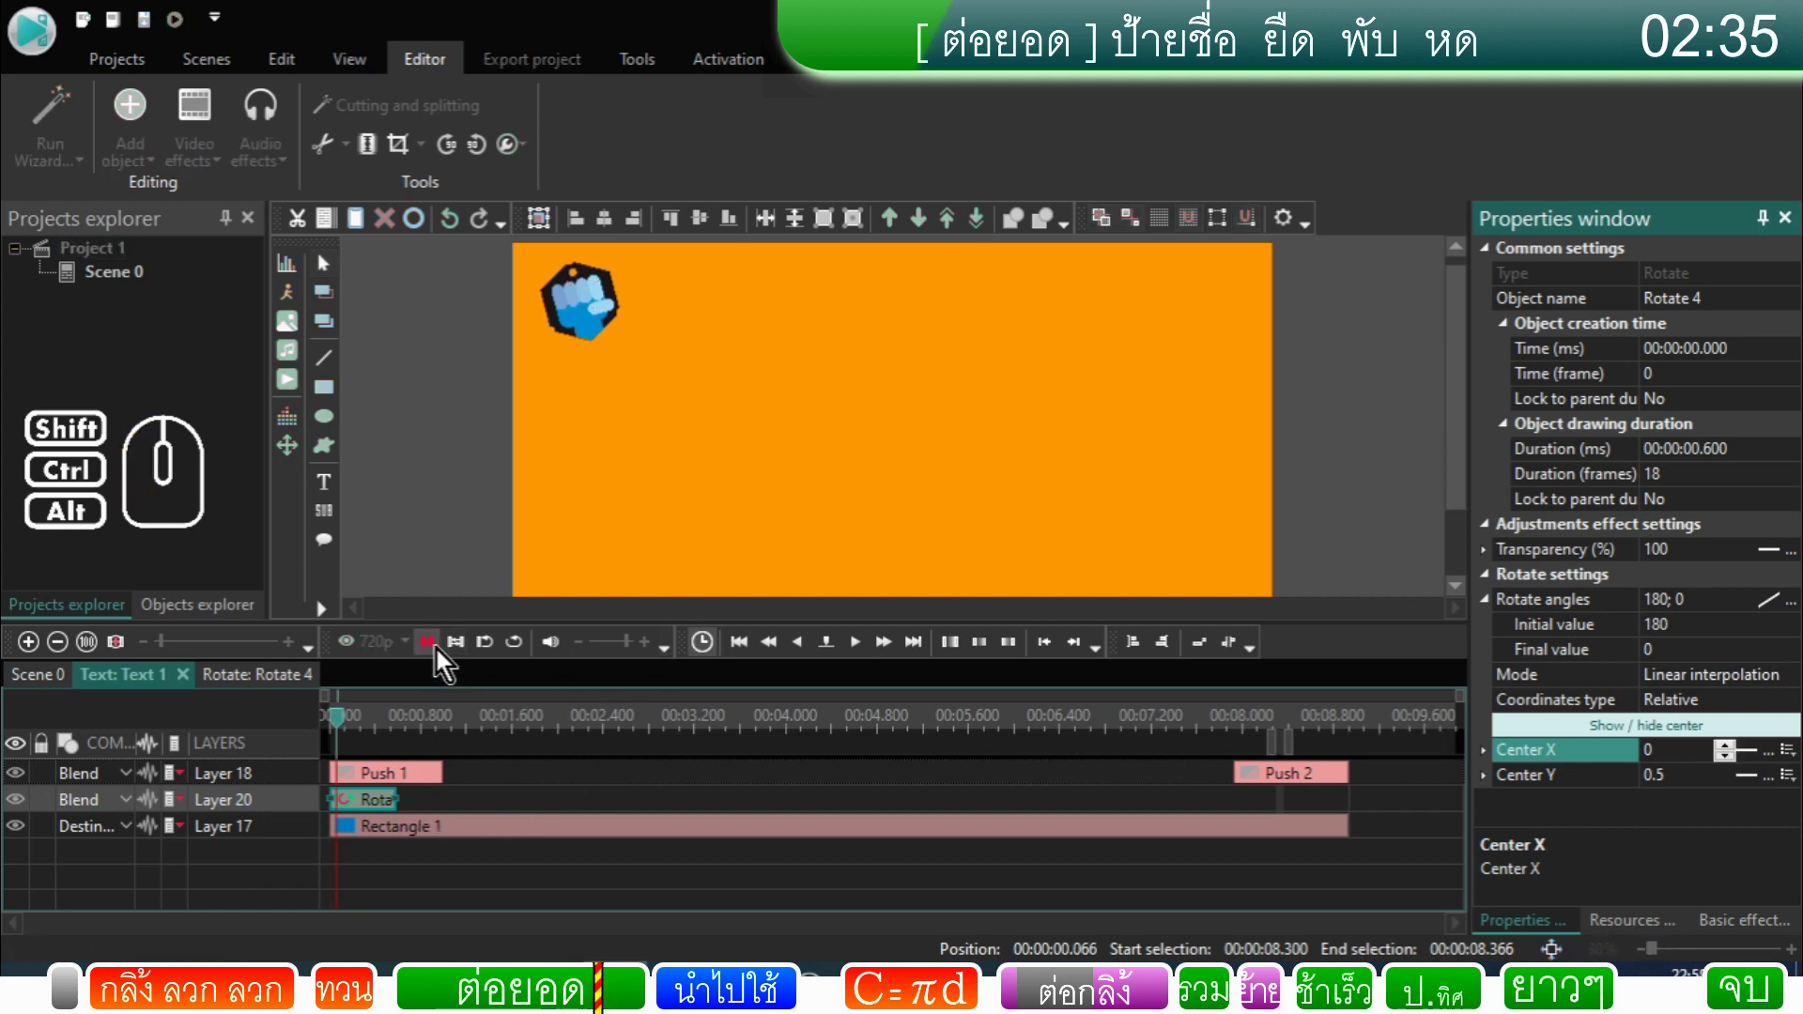
left_click(445, 658)
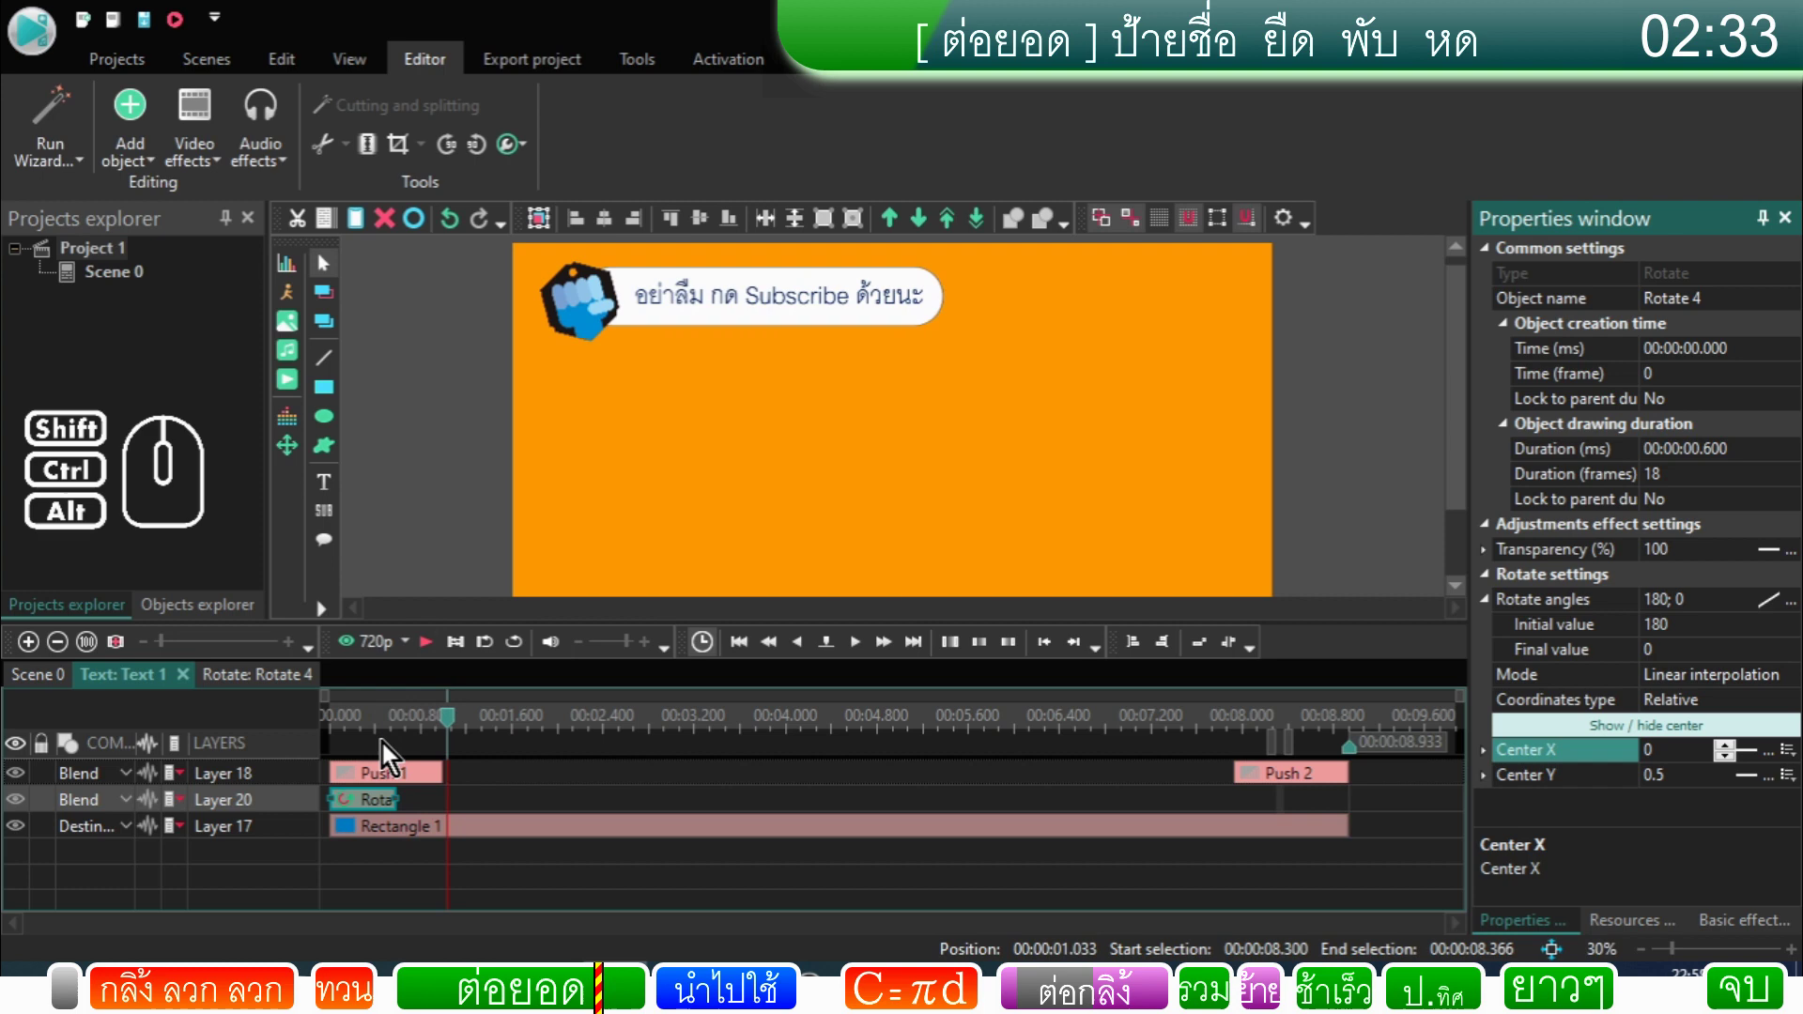
Step: Move the Rotate 4 layer to the top of the Text 1 timeline, above Push 1
left_click(298, 814)
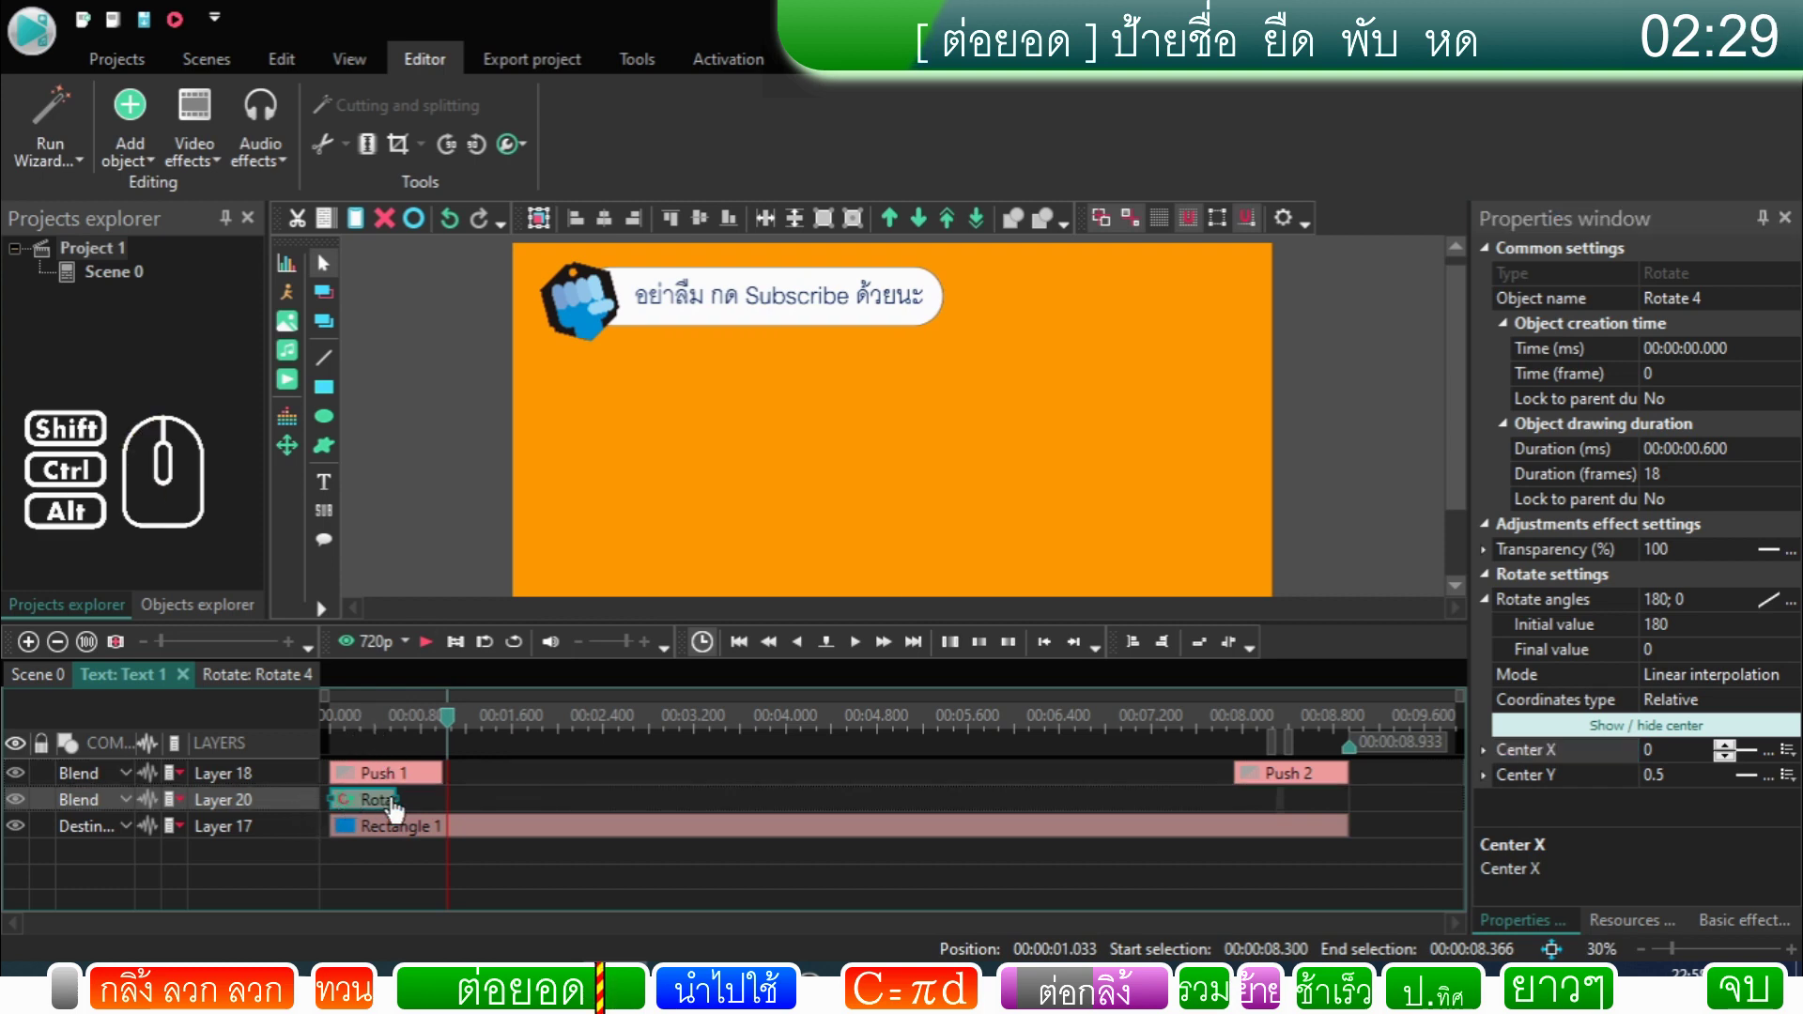
left_click_drag(309, 810, 314, 780)
left_click(350, 840)
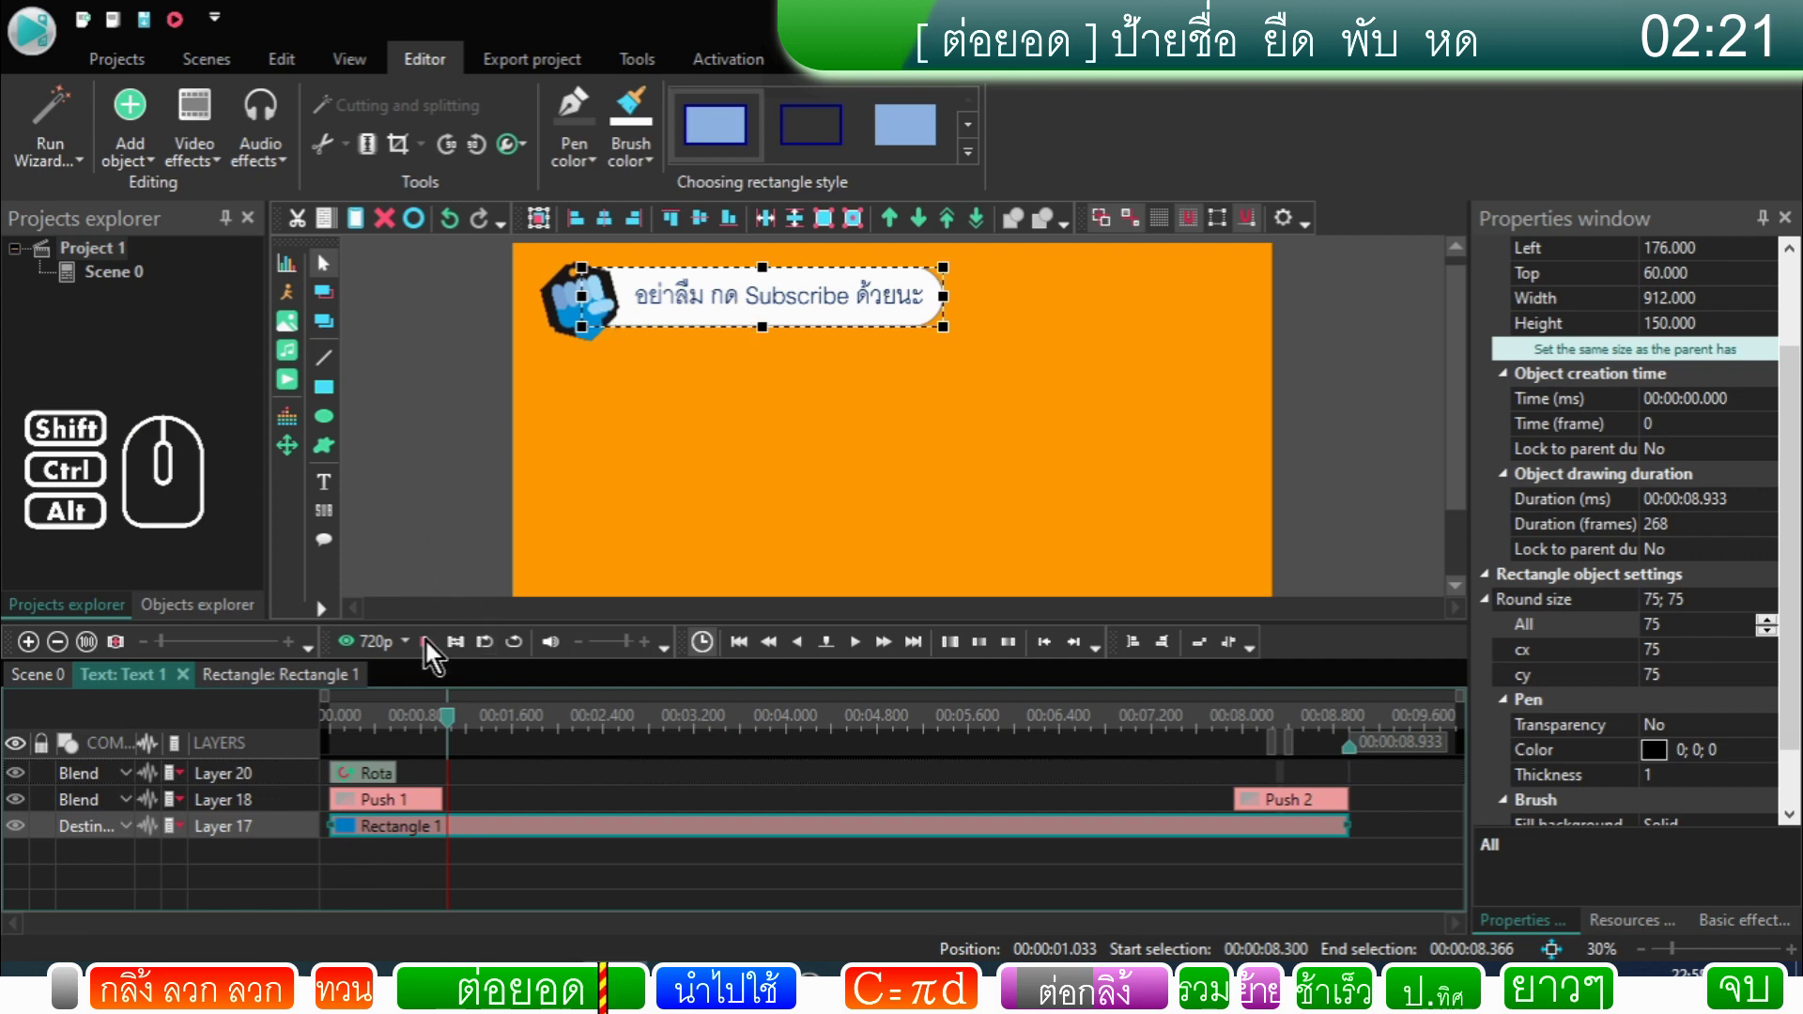
Step: Set the bubble's Rotate effect angle to 90 degrees after previewing from the start
left_click(357, 725)
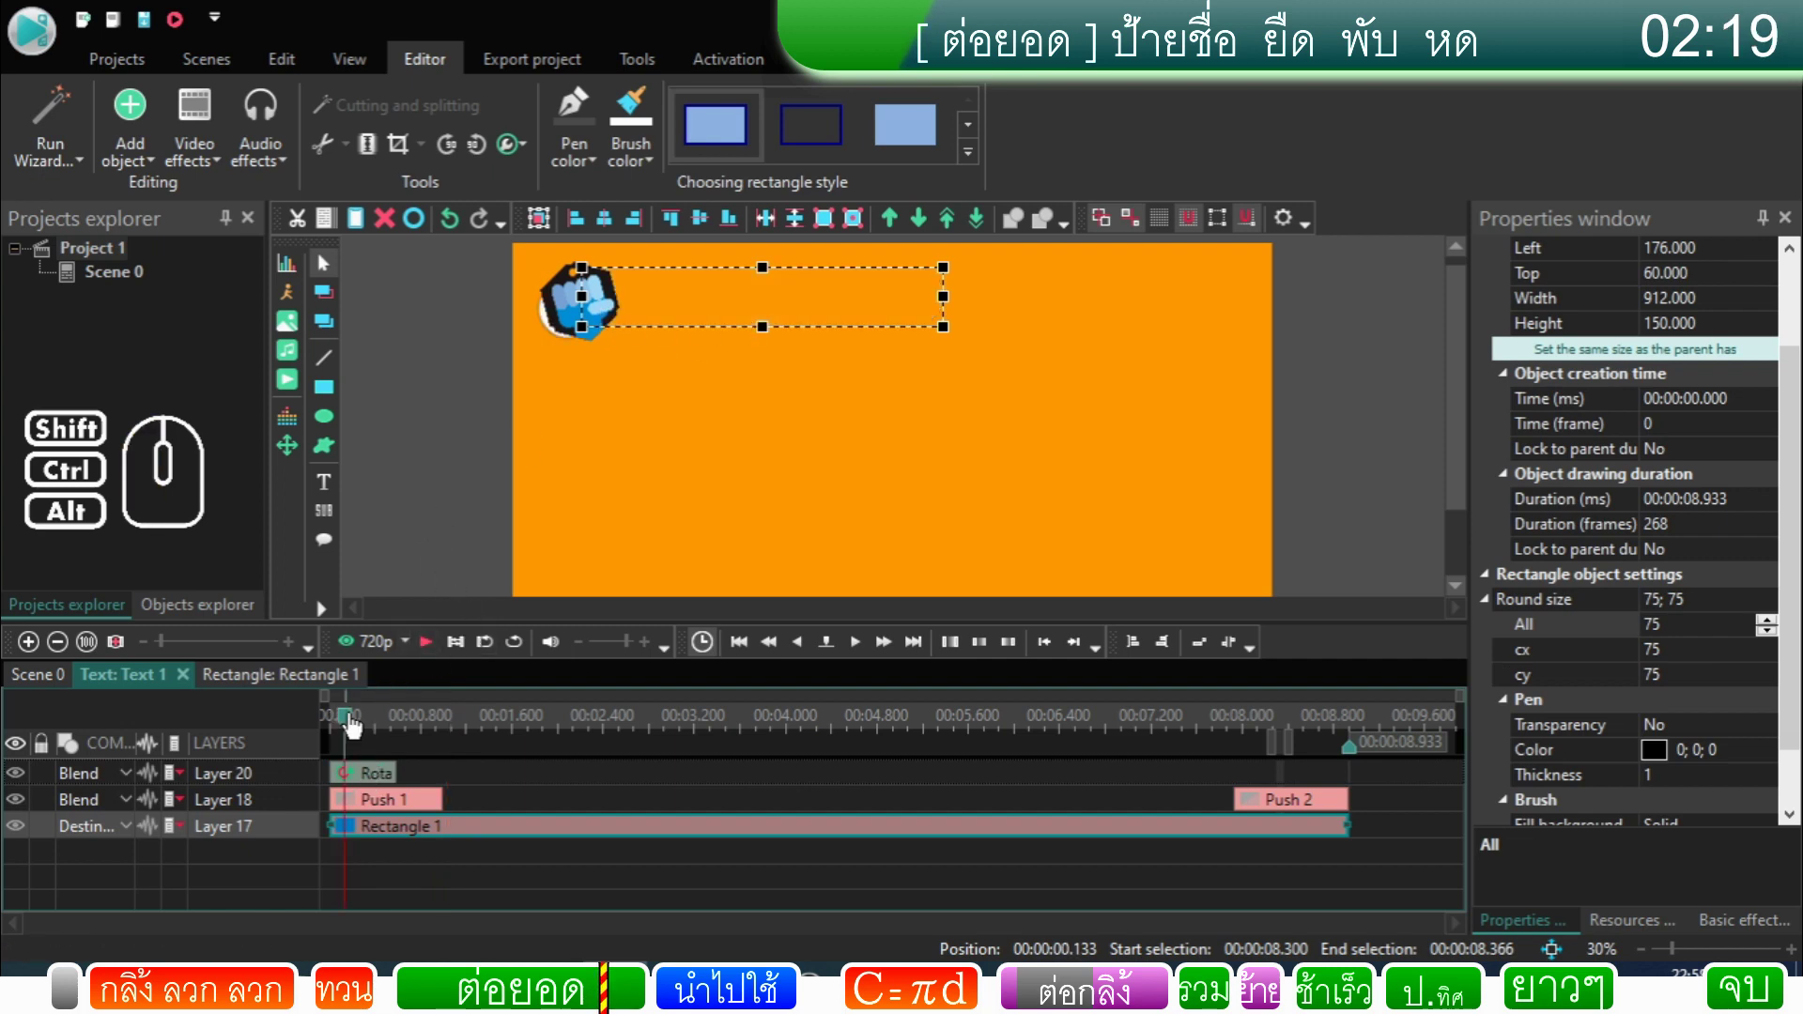
left_click_drag(357, 725, 336, 732)
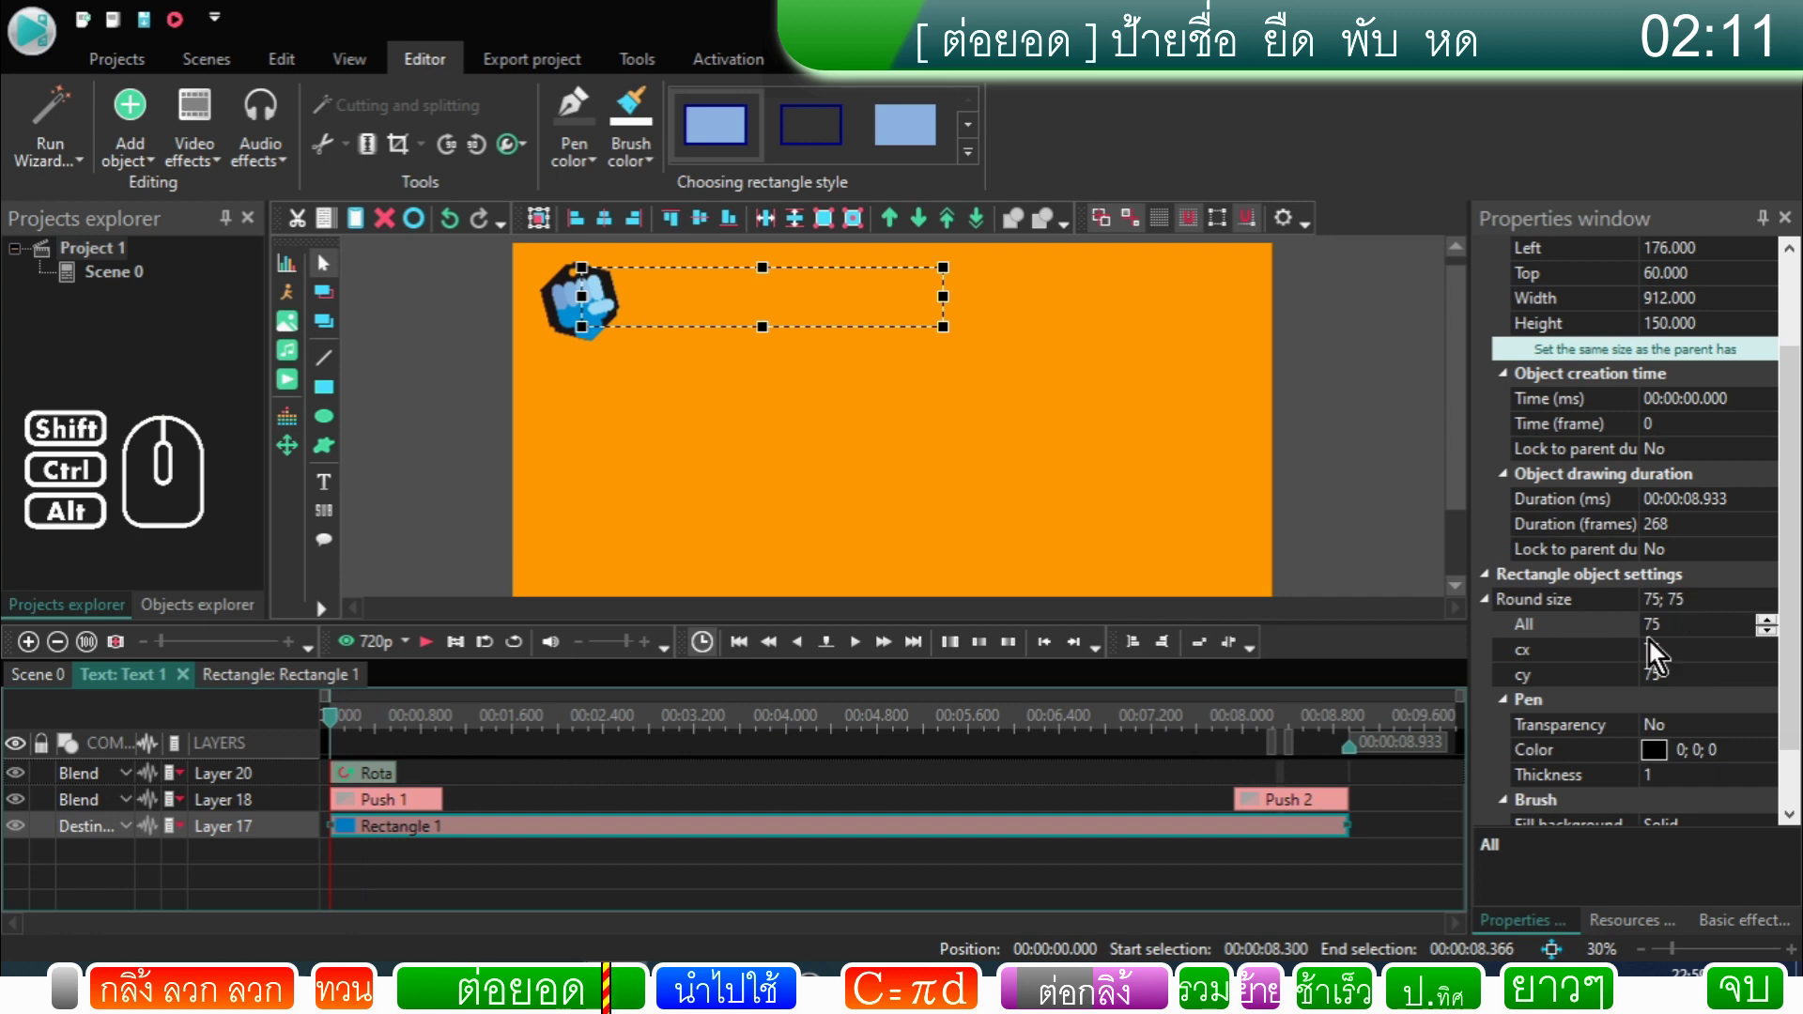
left_click(366, 787)
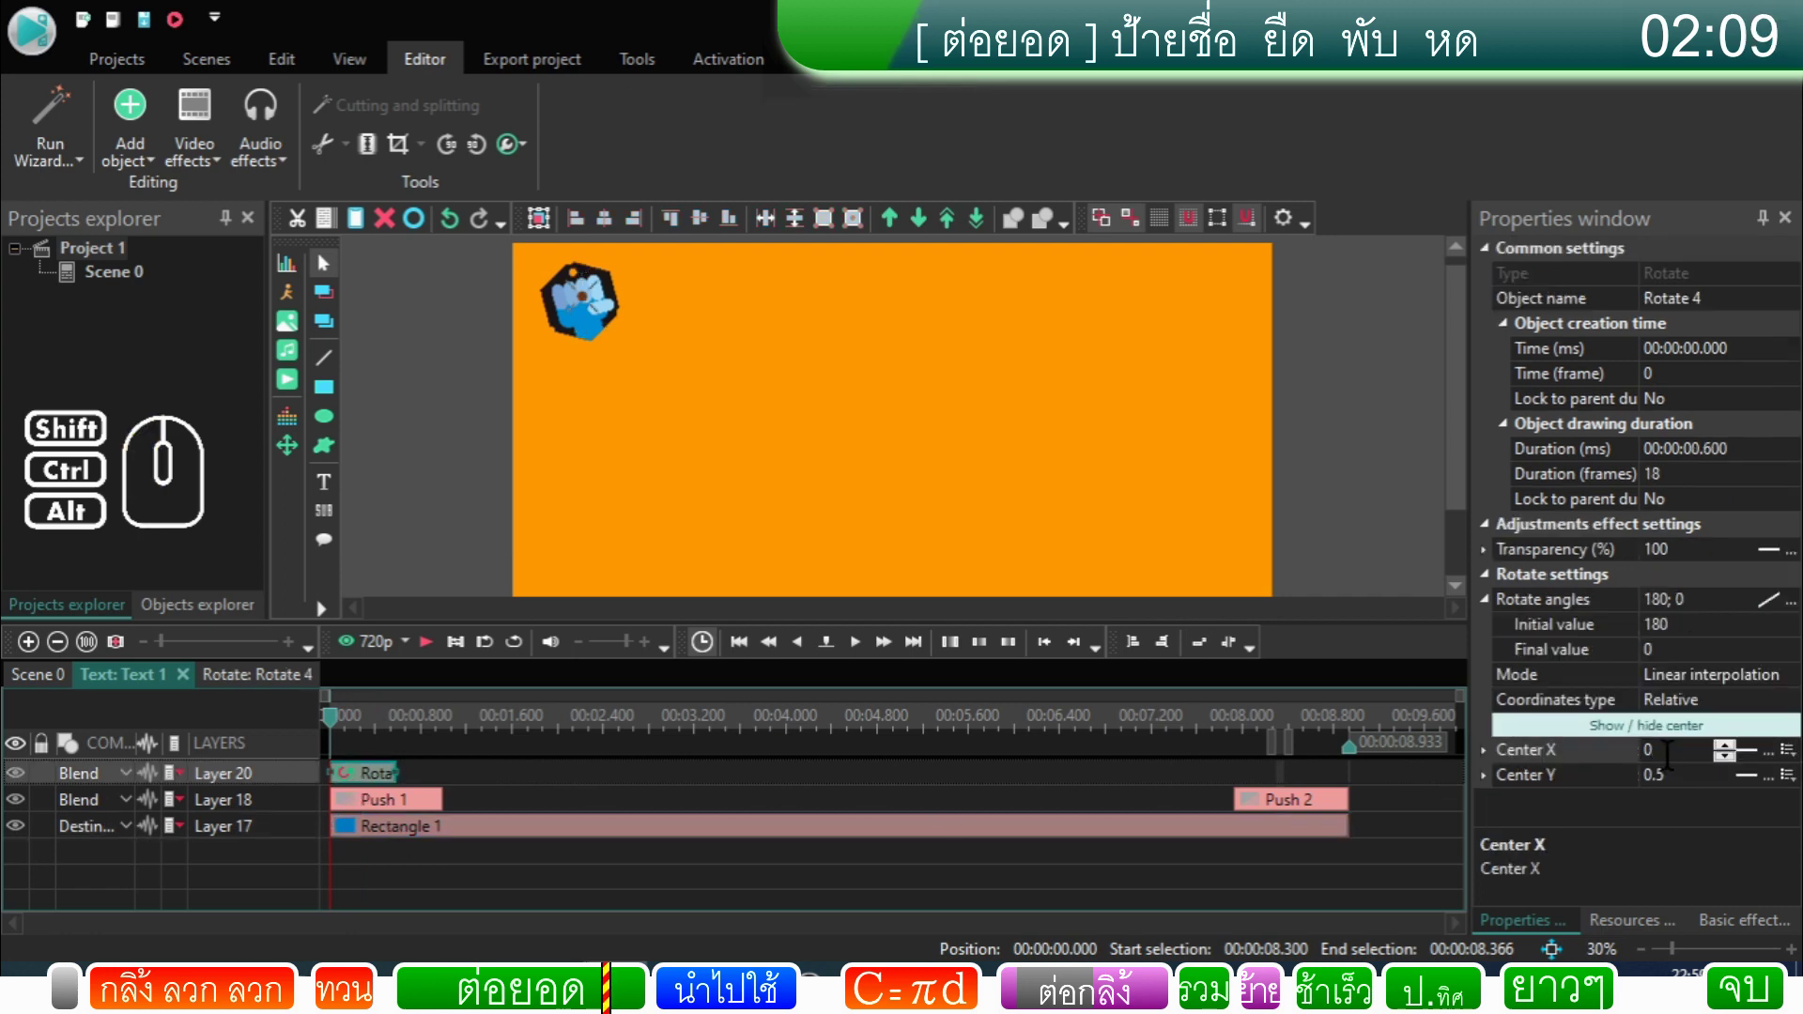
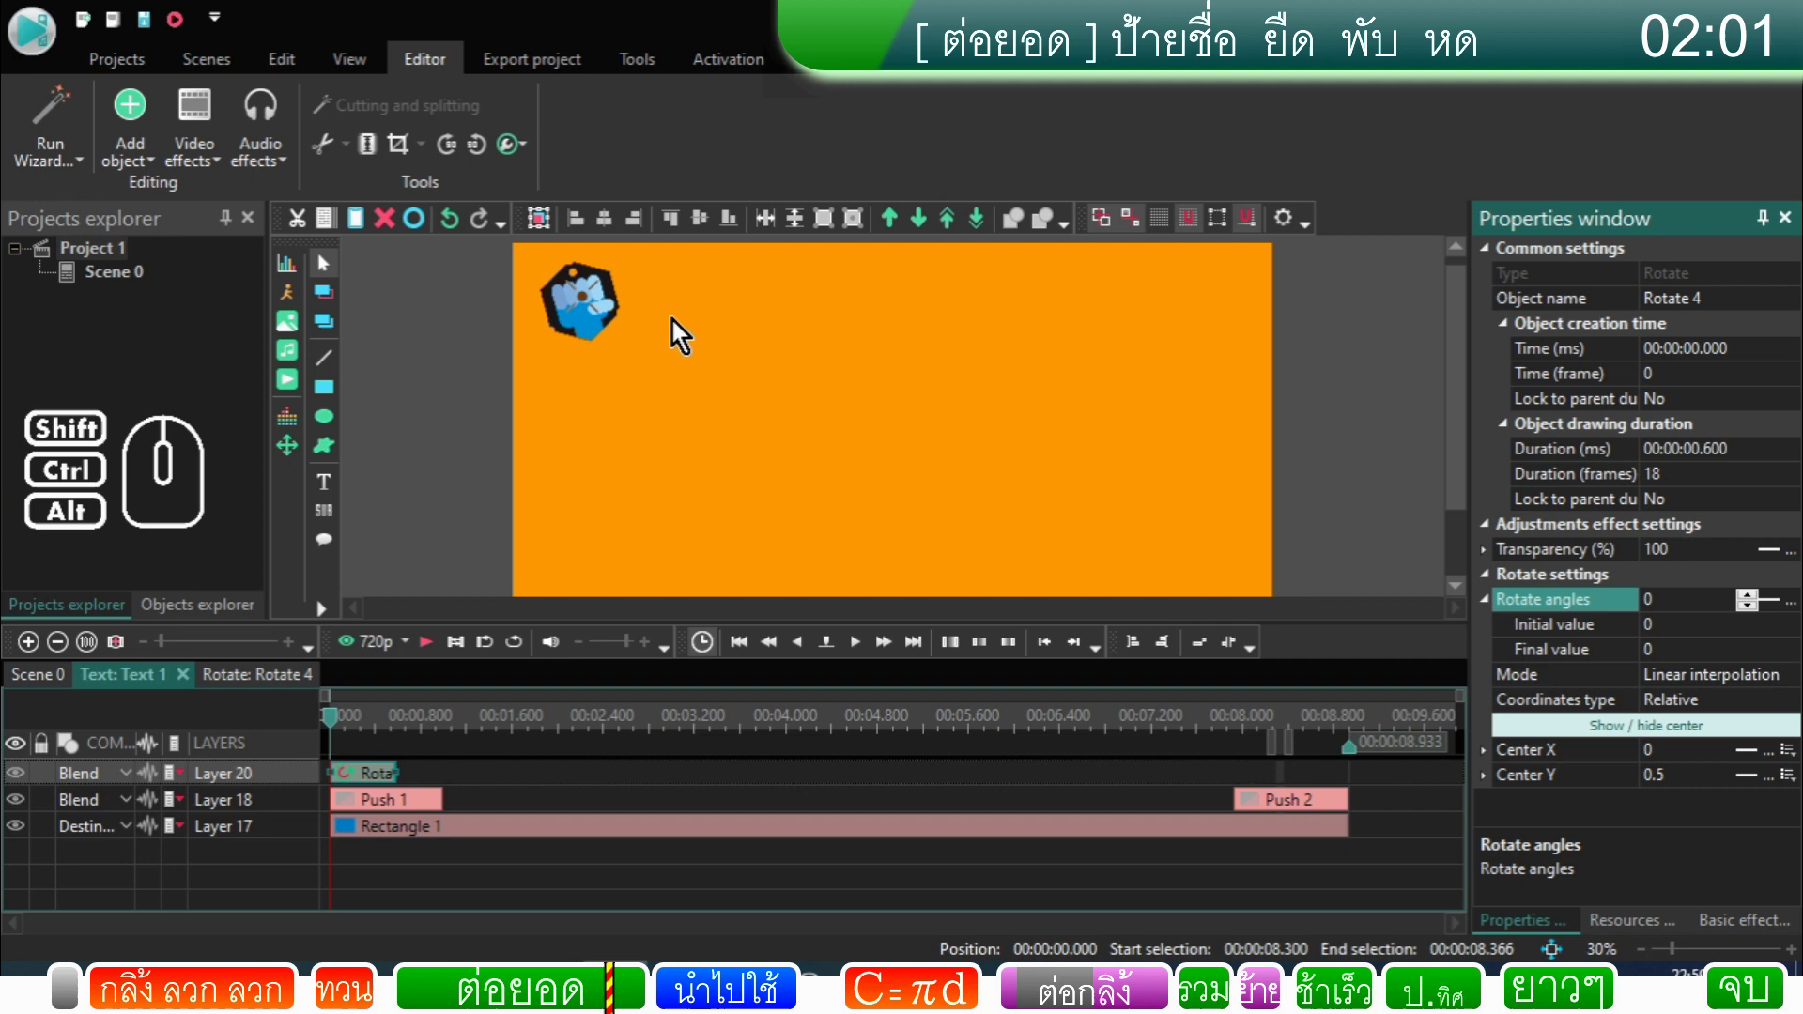
left_click(427, 657)
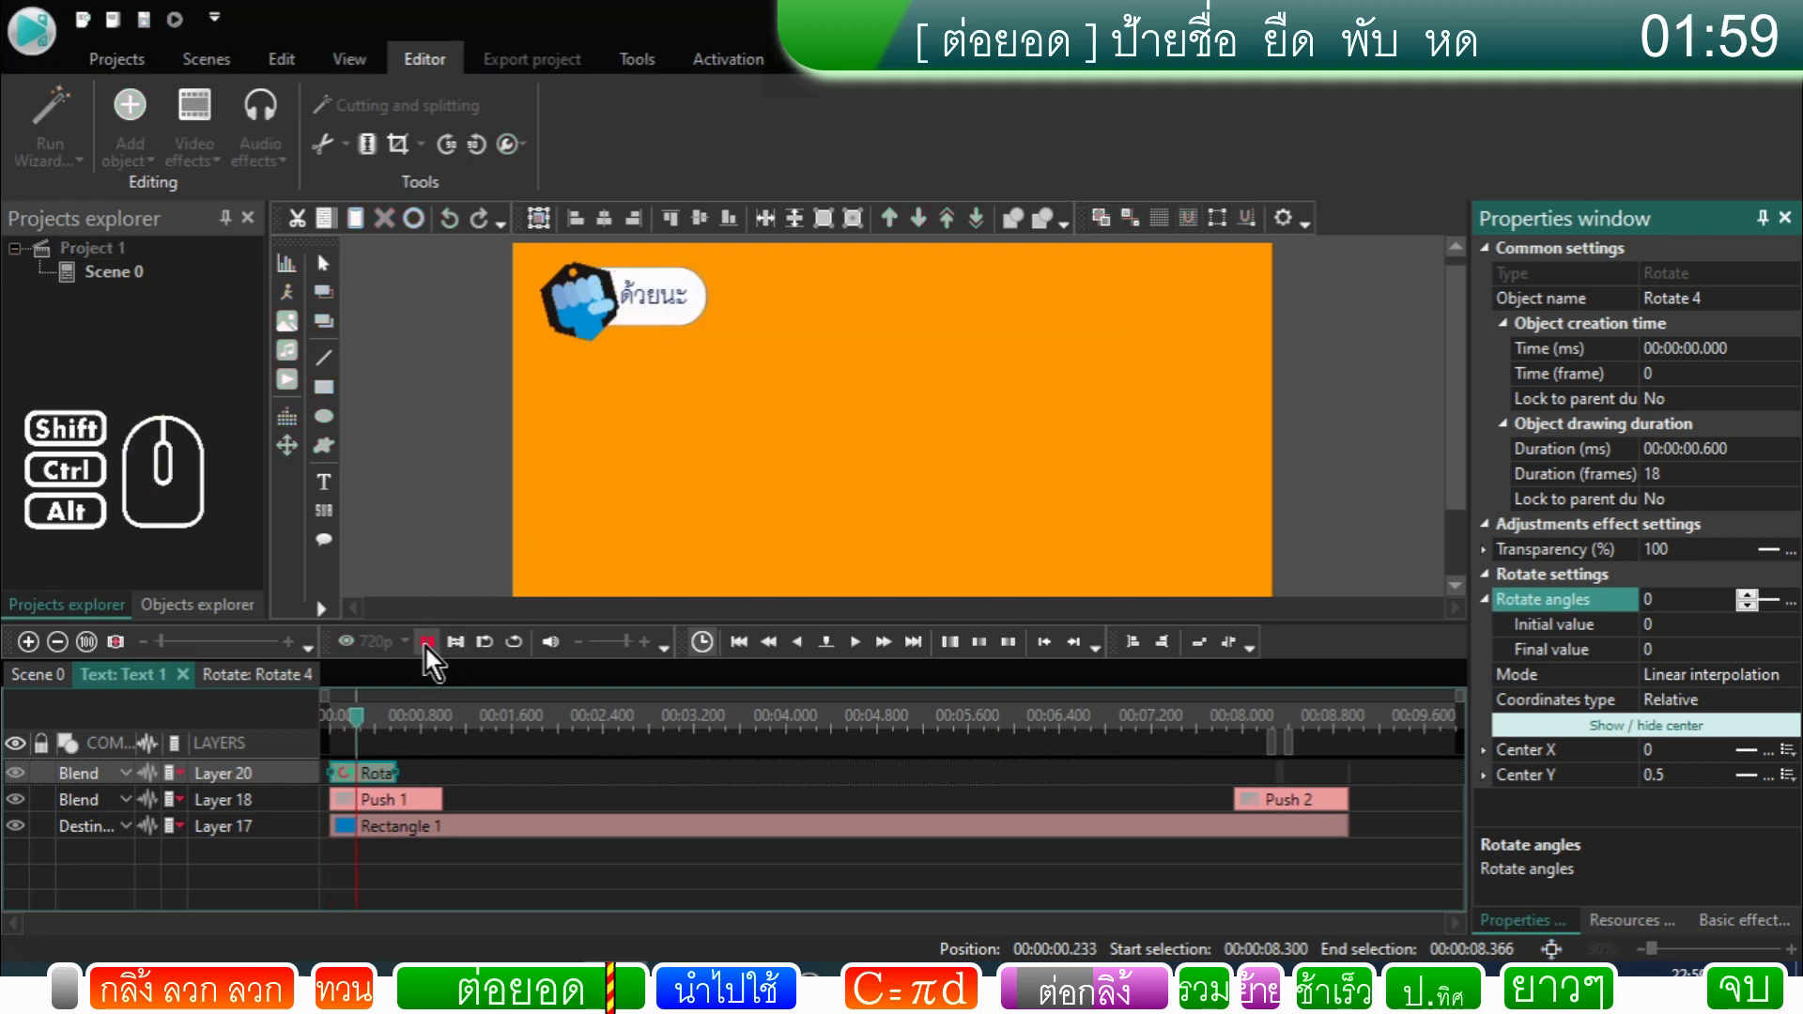
left_click(435, 657)
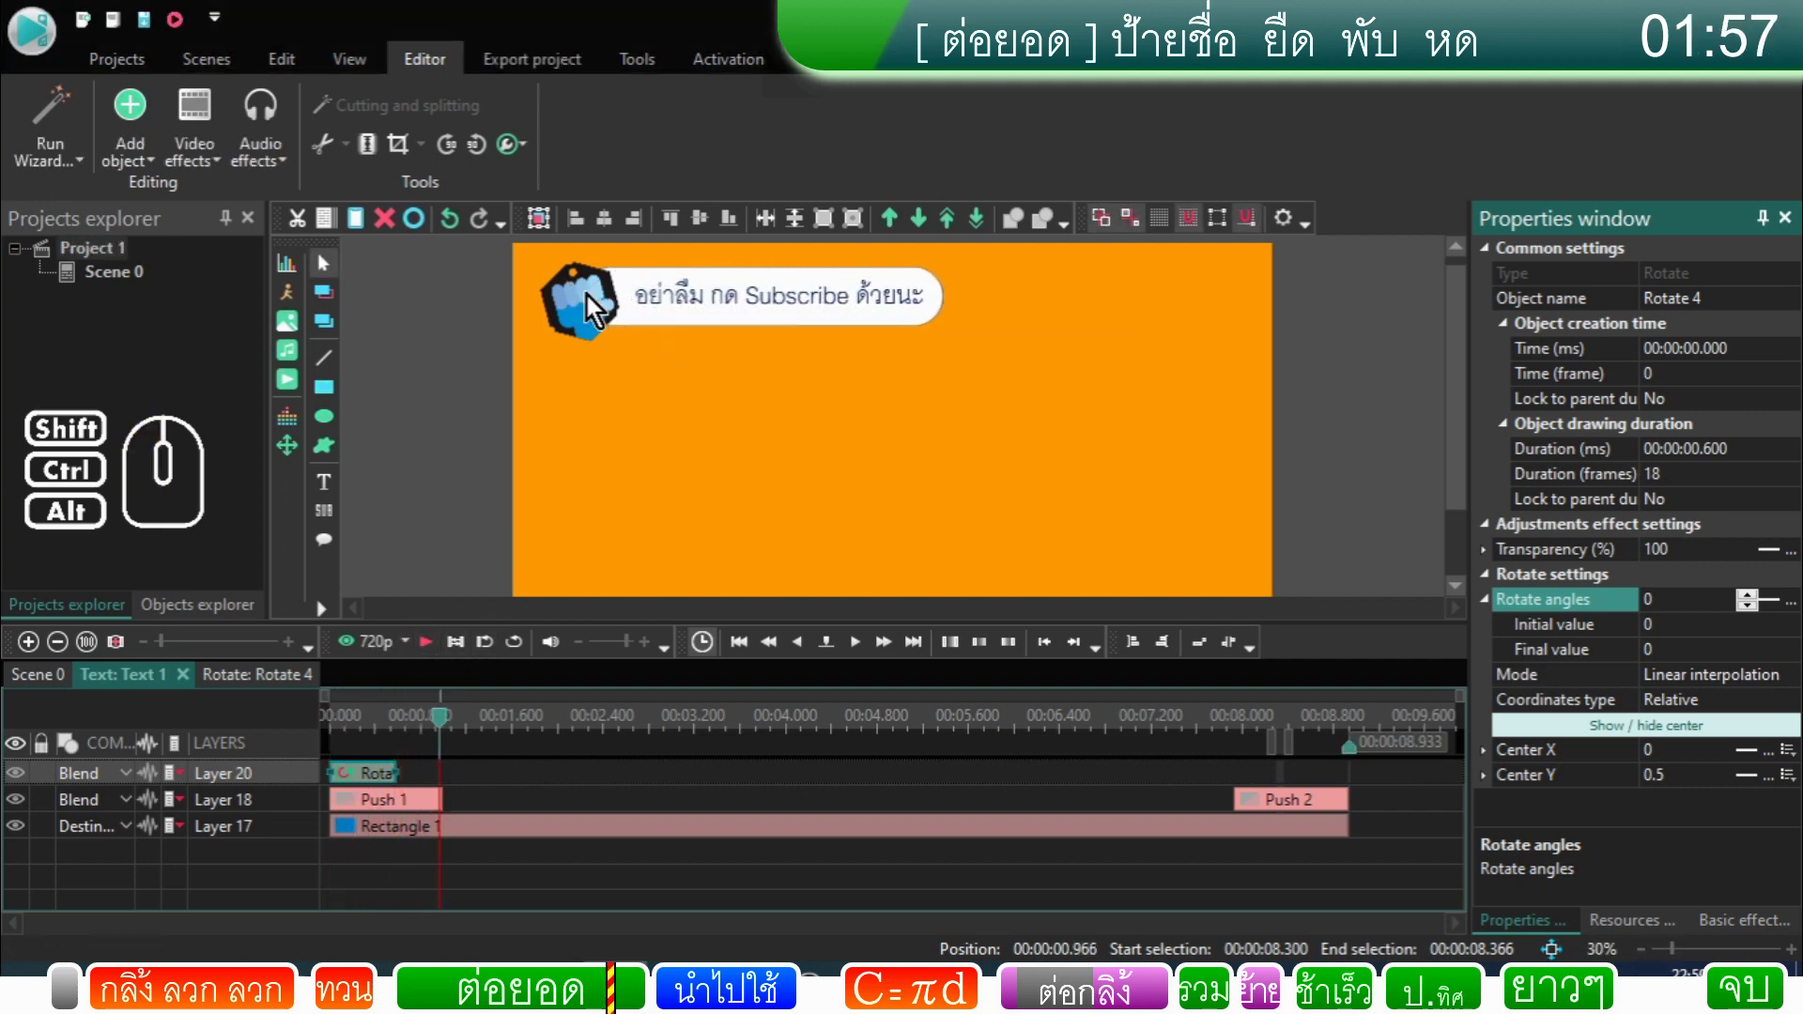
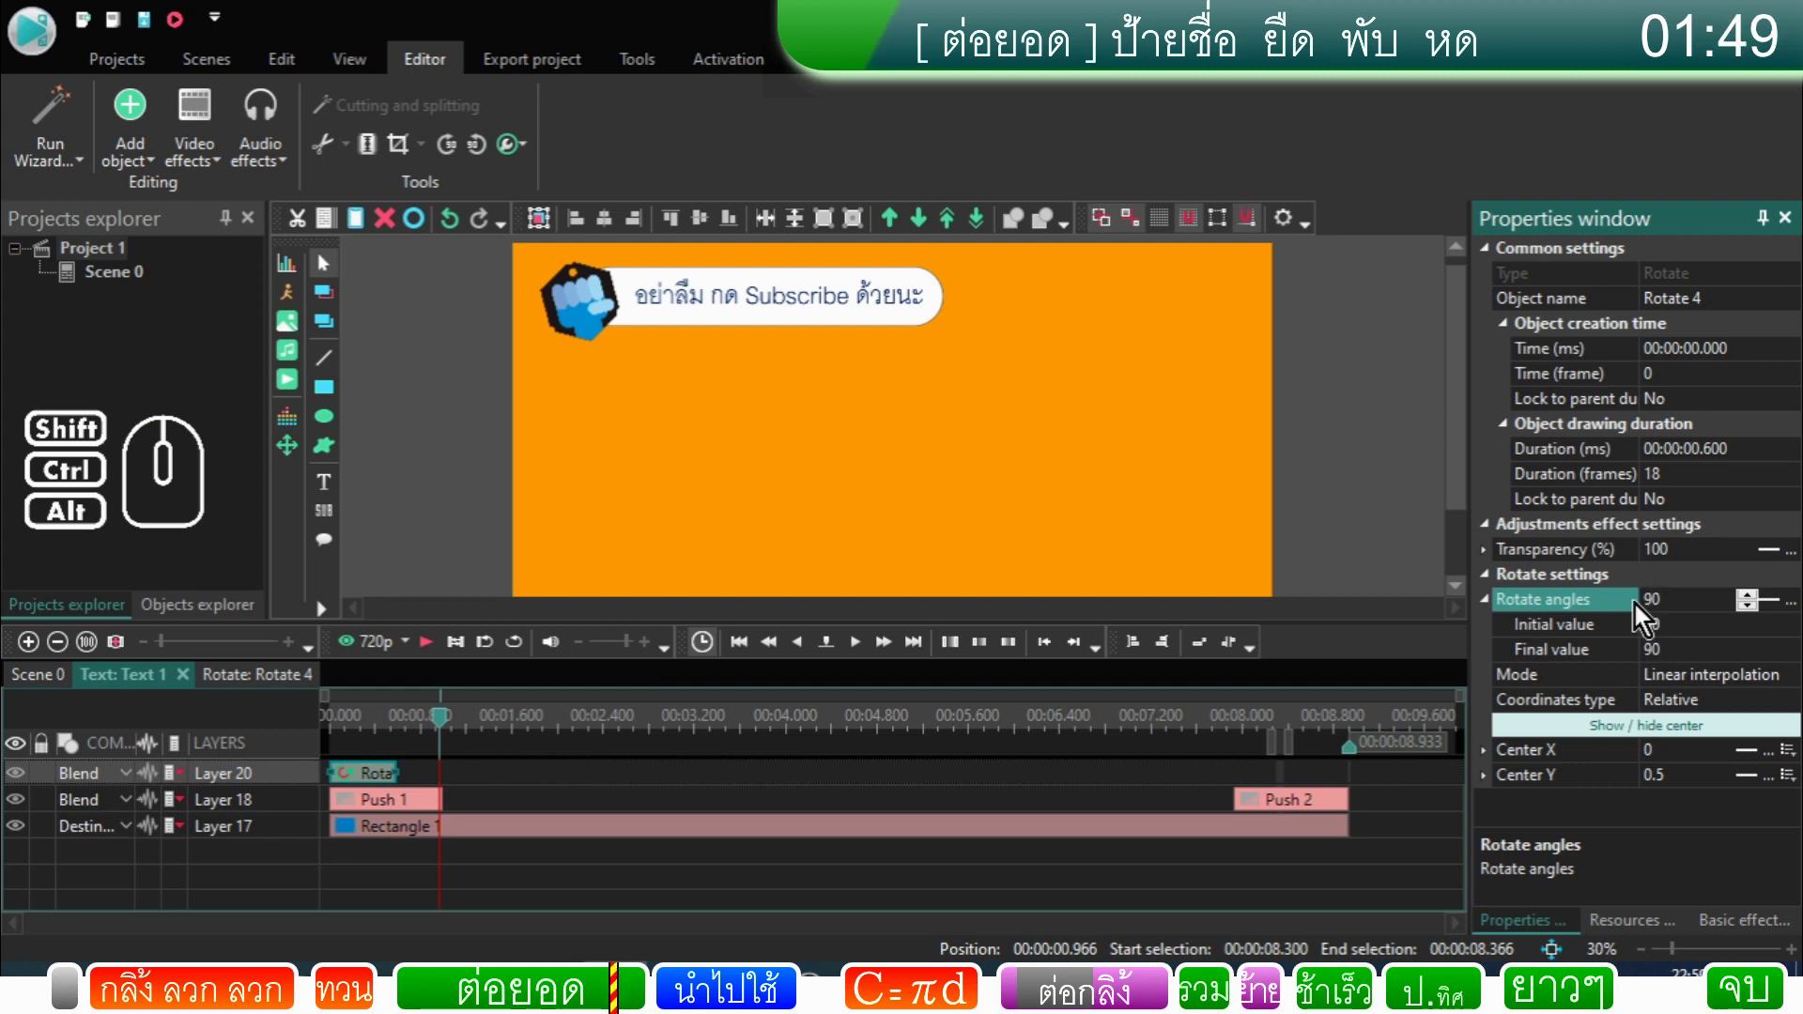
left_click_drag(446, 733, 237, 765)
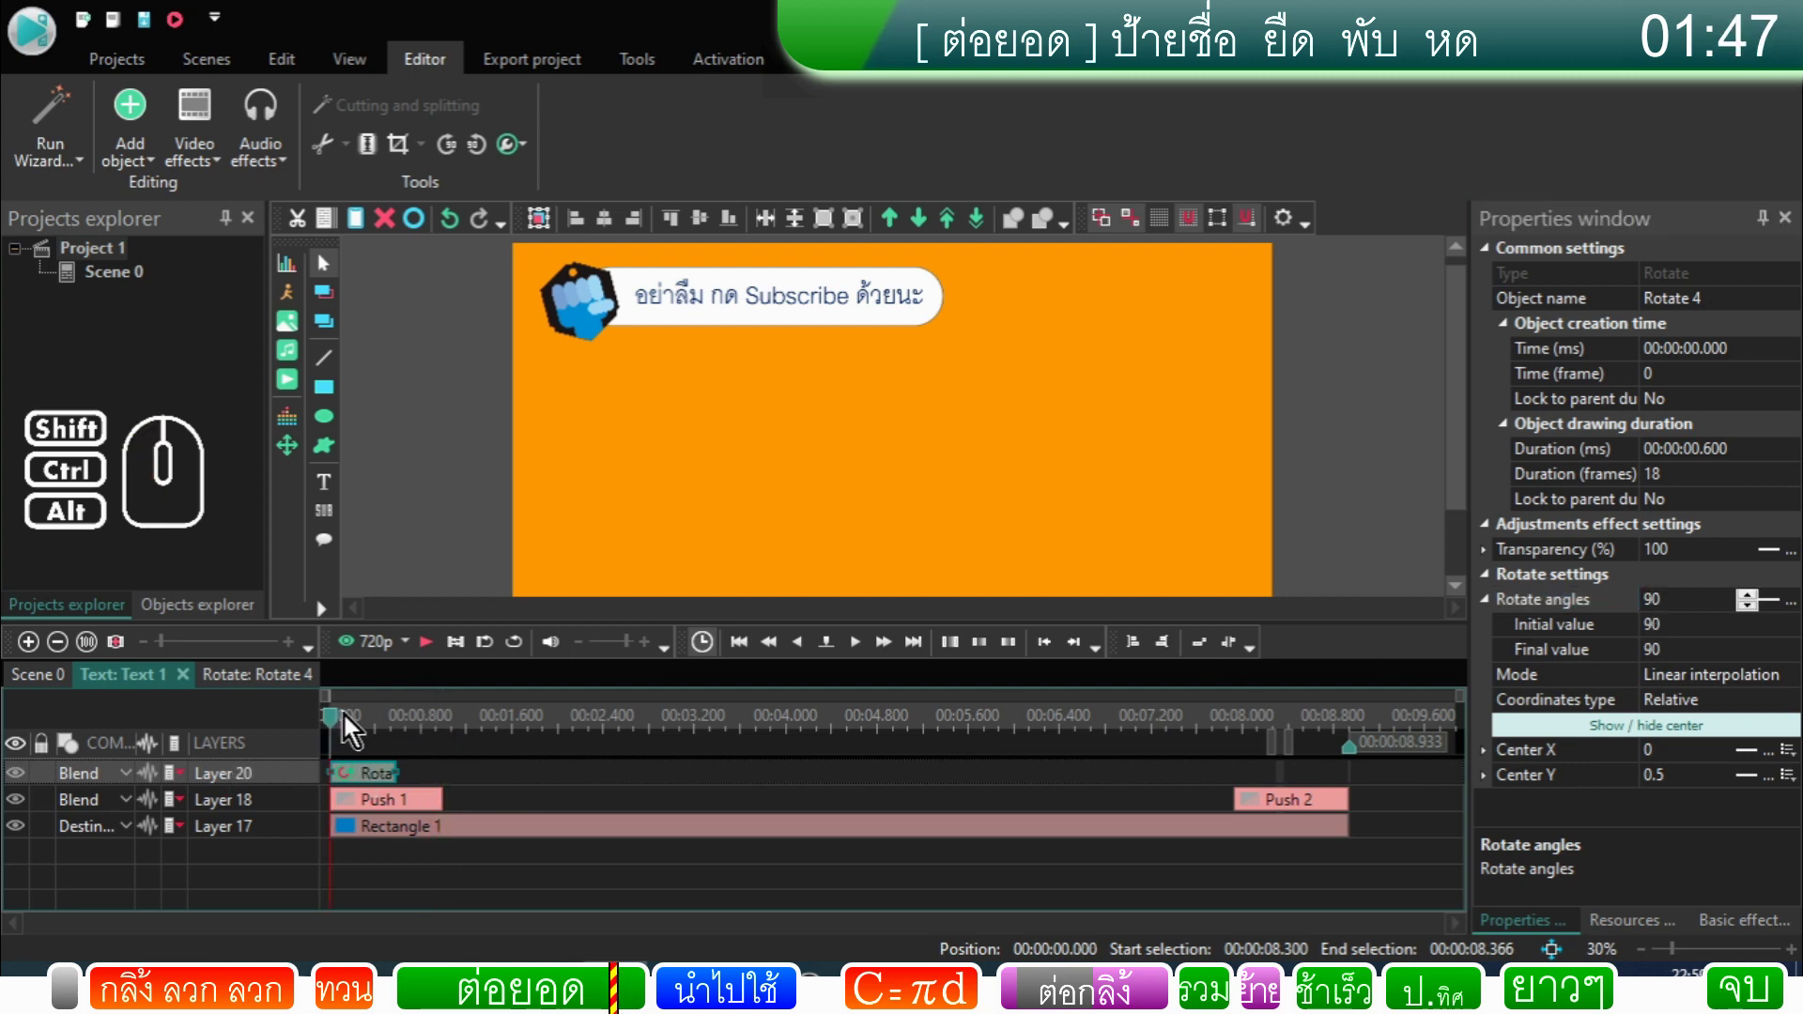
Step: Preview the 90-degree rotation from the beginning of the text timeline
left_click(435, 658)
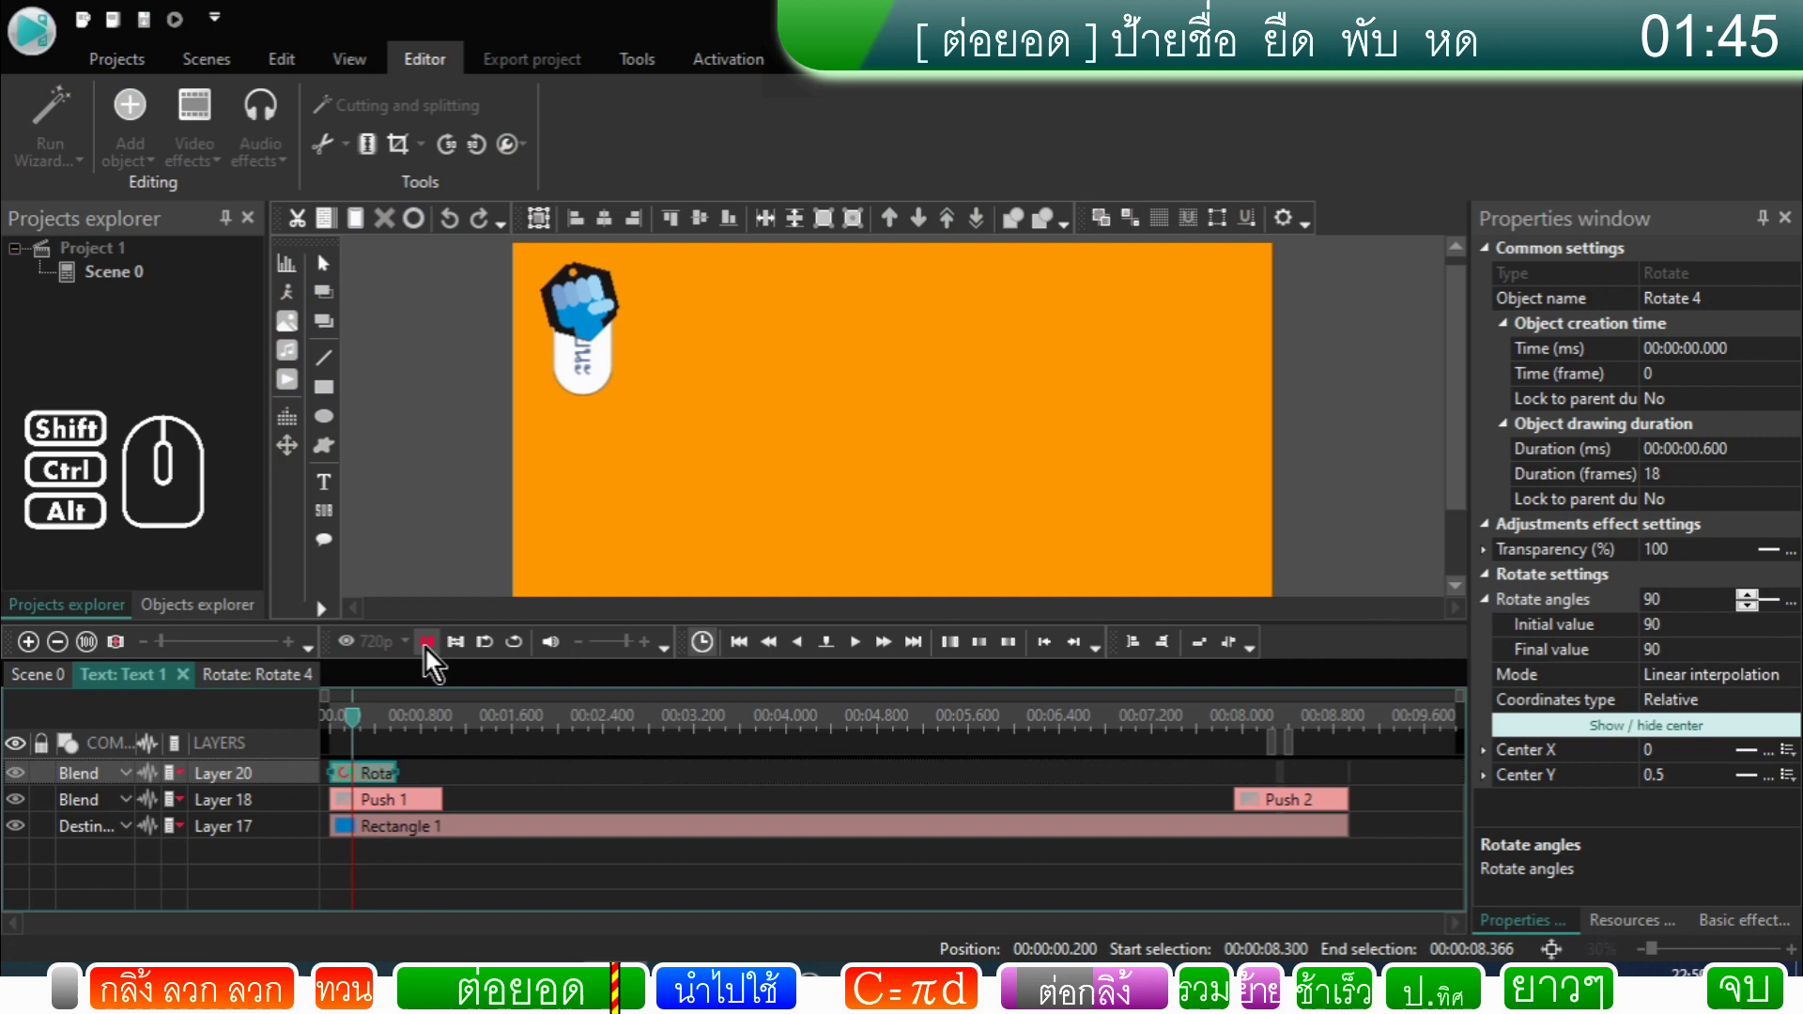
left_click(435, 657)
left_click(377, 729)
left_click_drag(378, 729, 335, 739)
left_click(438, 660)
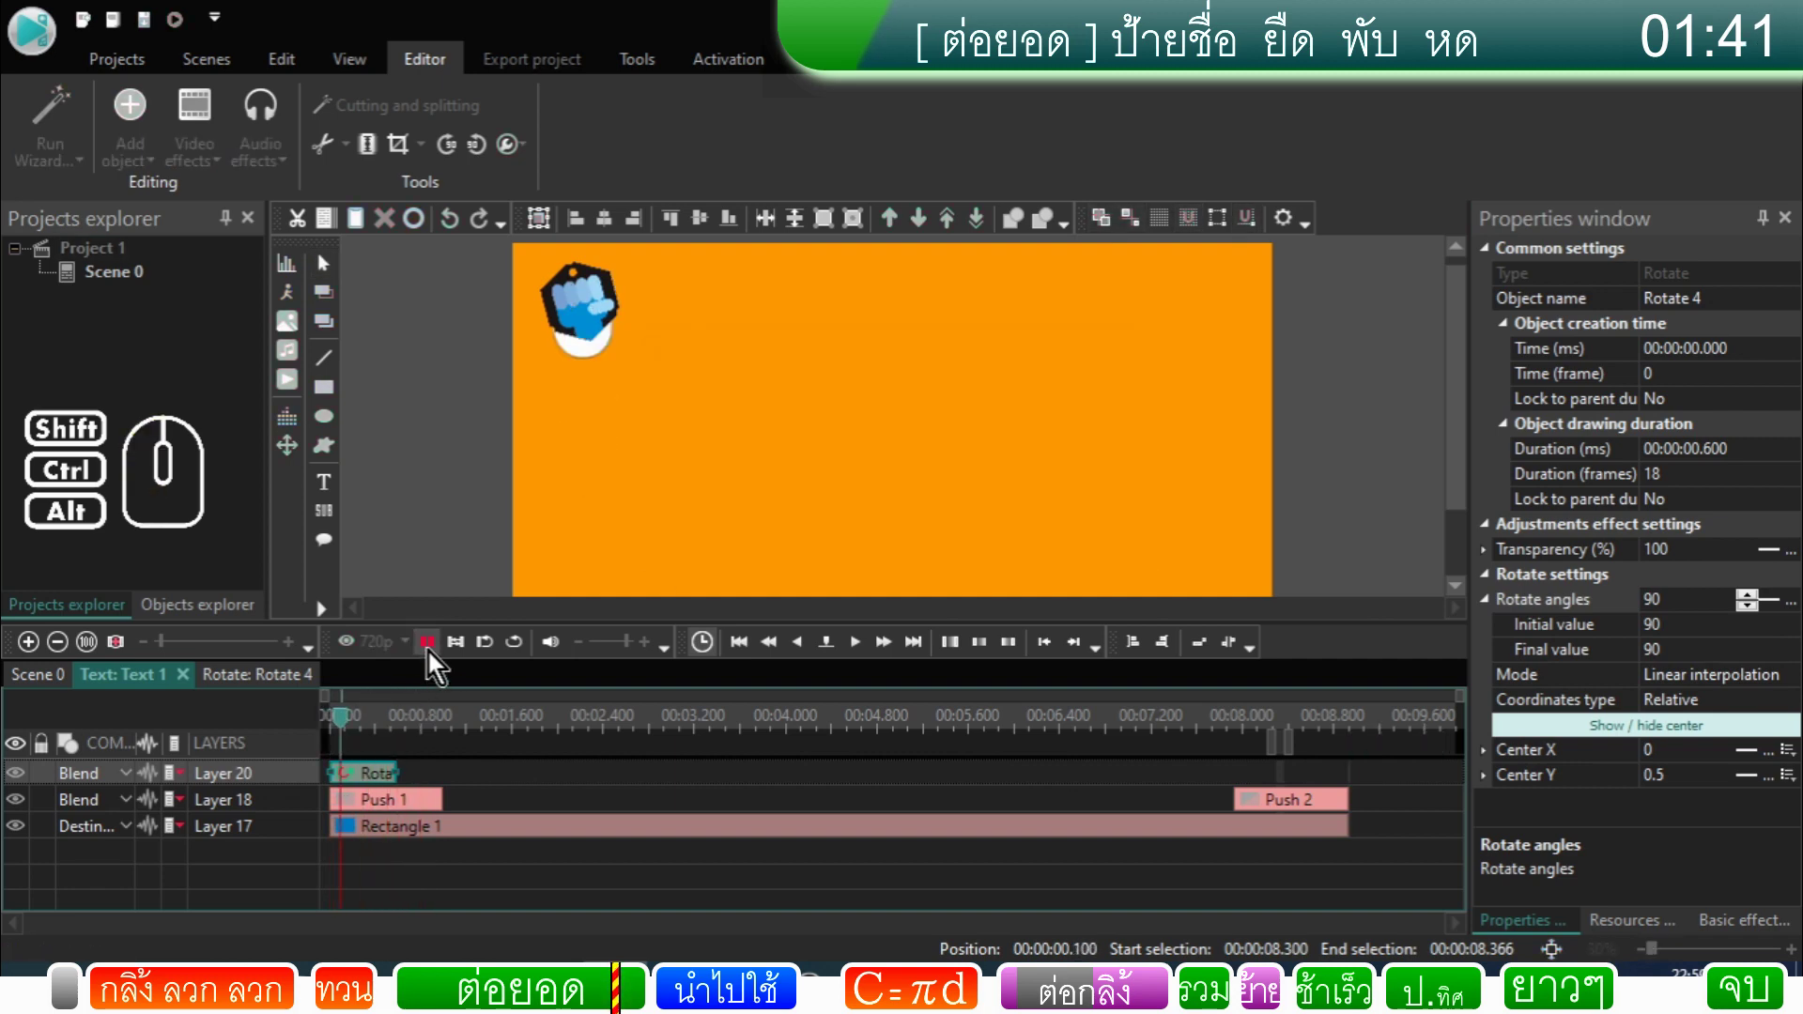
left_click(438, 660)
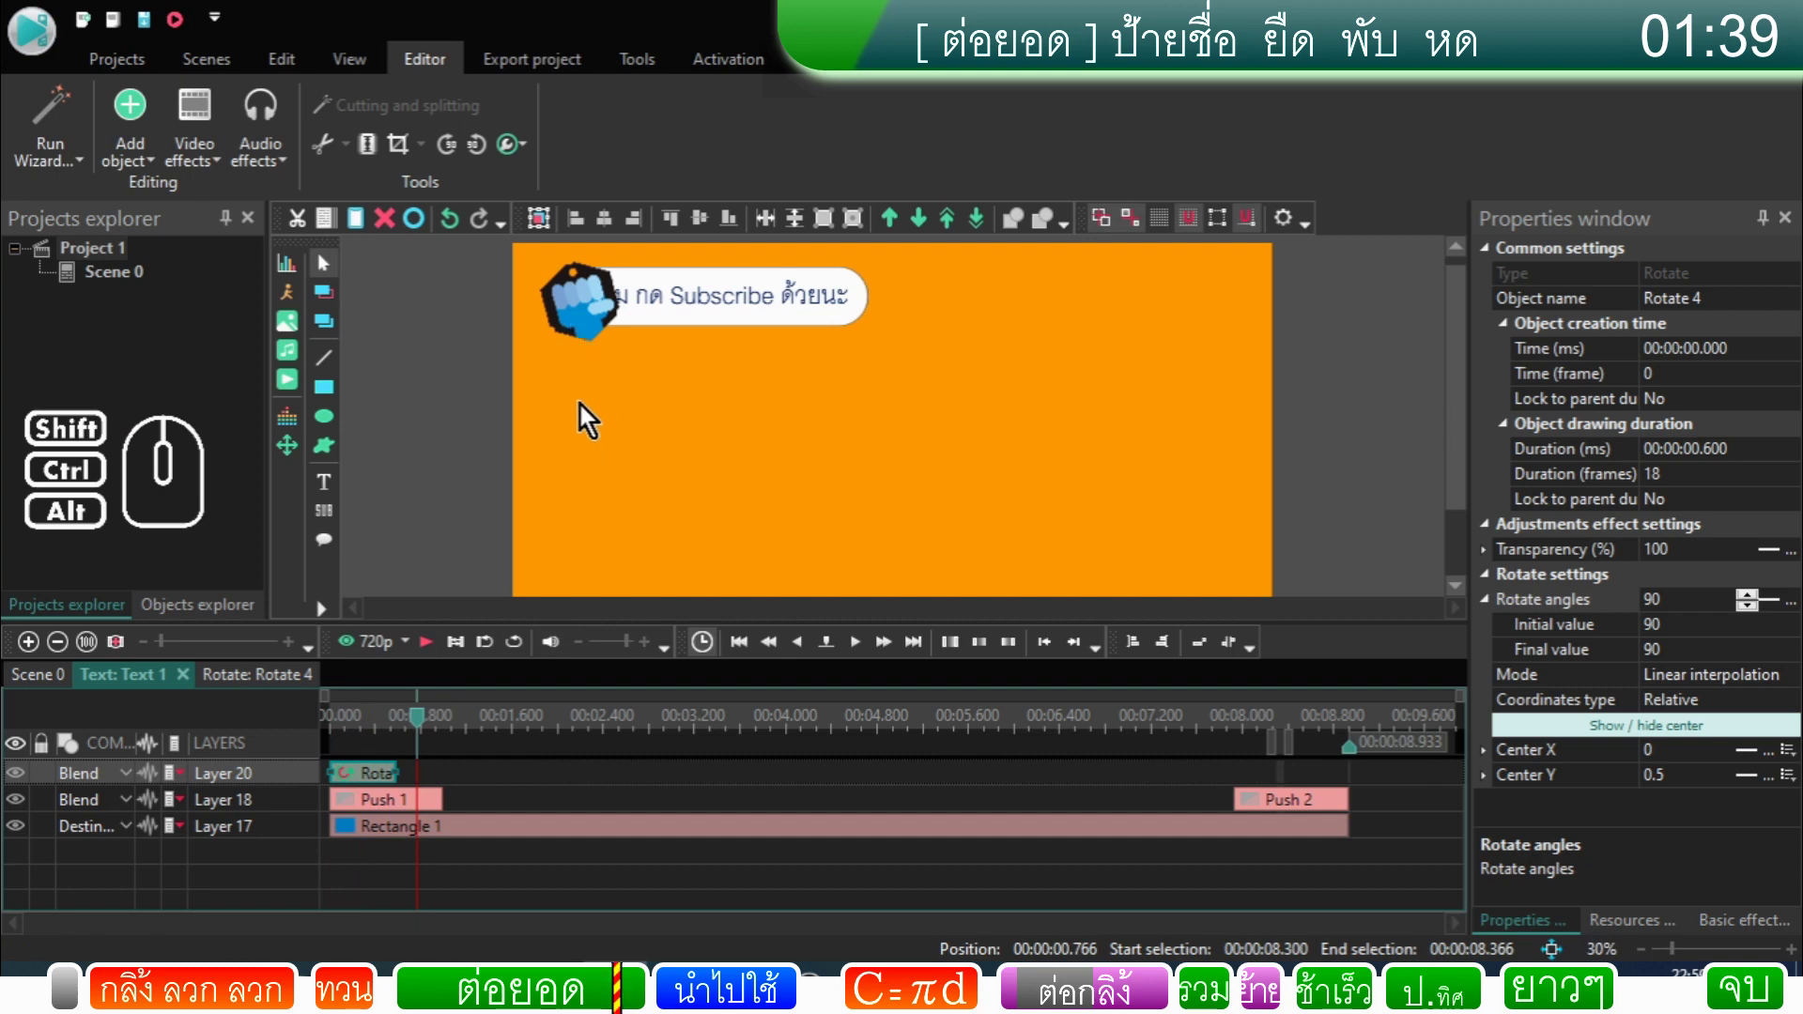
left_click(407, 779)
left_click(383, 783)
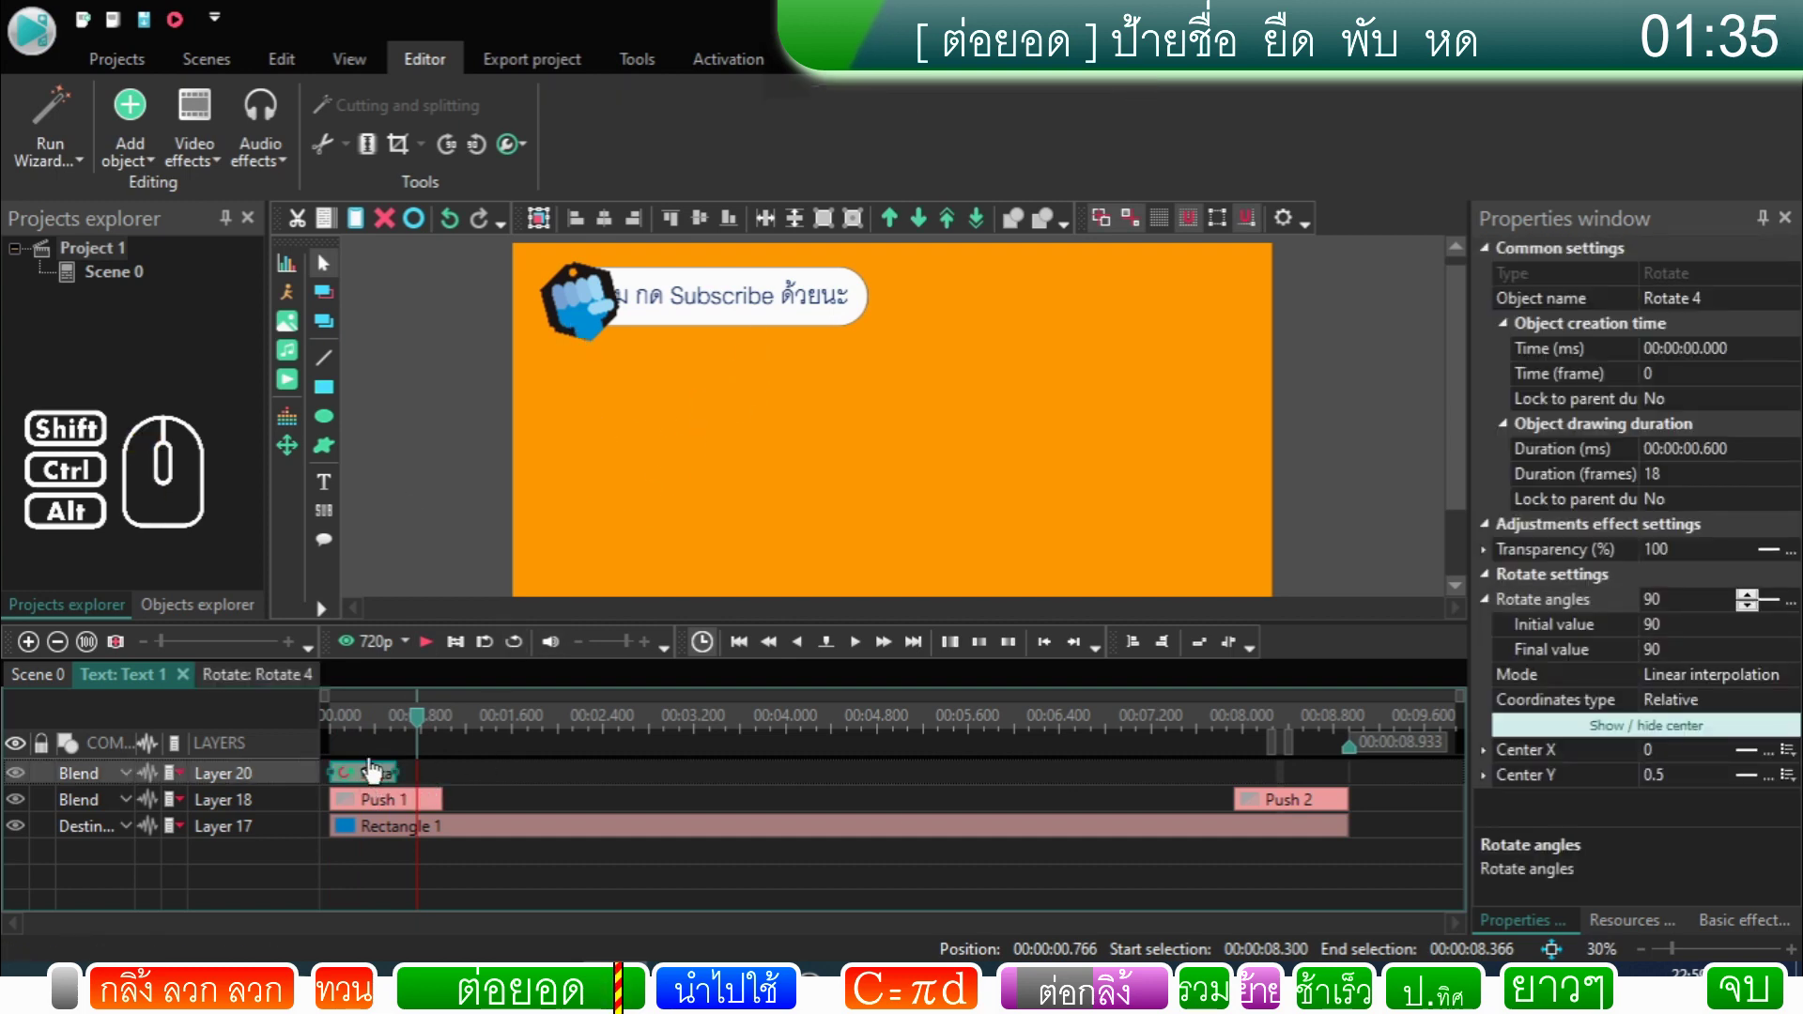
Step: Duplicate the Rotate clip and place the copy, Rotate 5, right after Rotate 4
left_click(336, 237)
left_click(364, 233)
left_click_drag(383, 782, 428, 814)
left_click(432, 785)
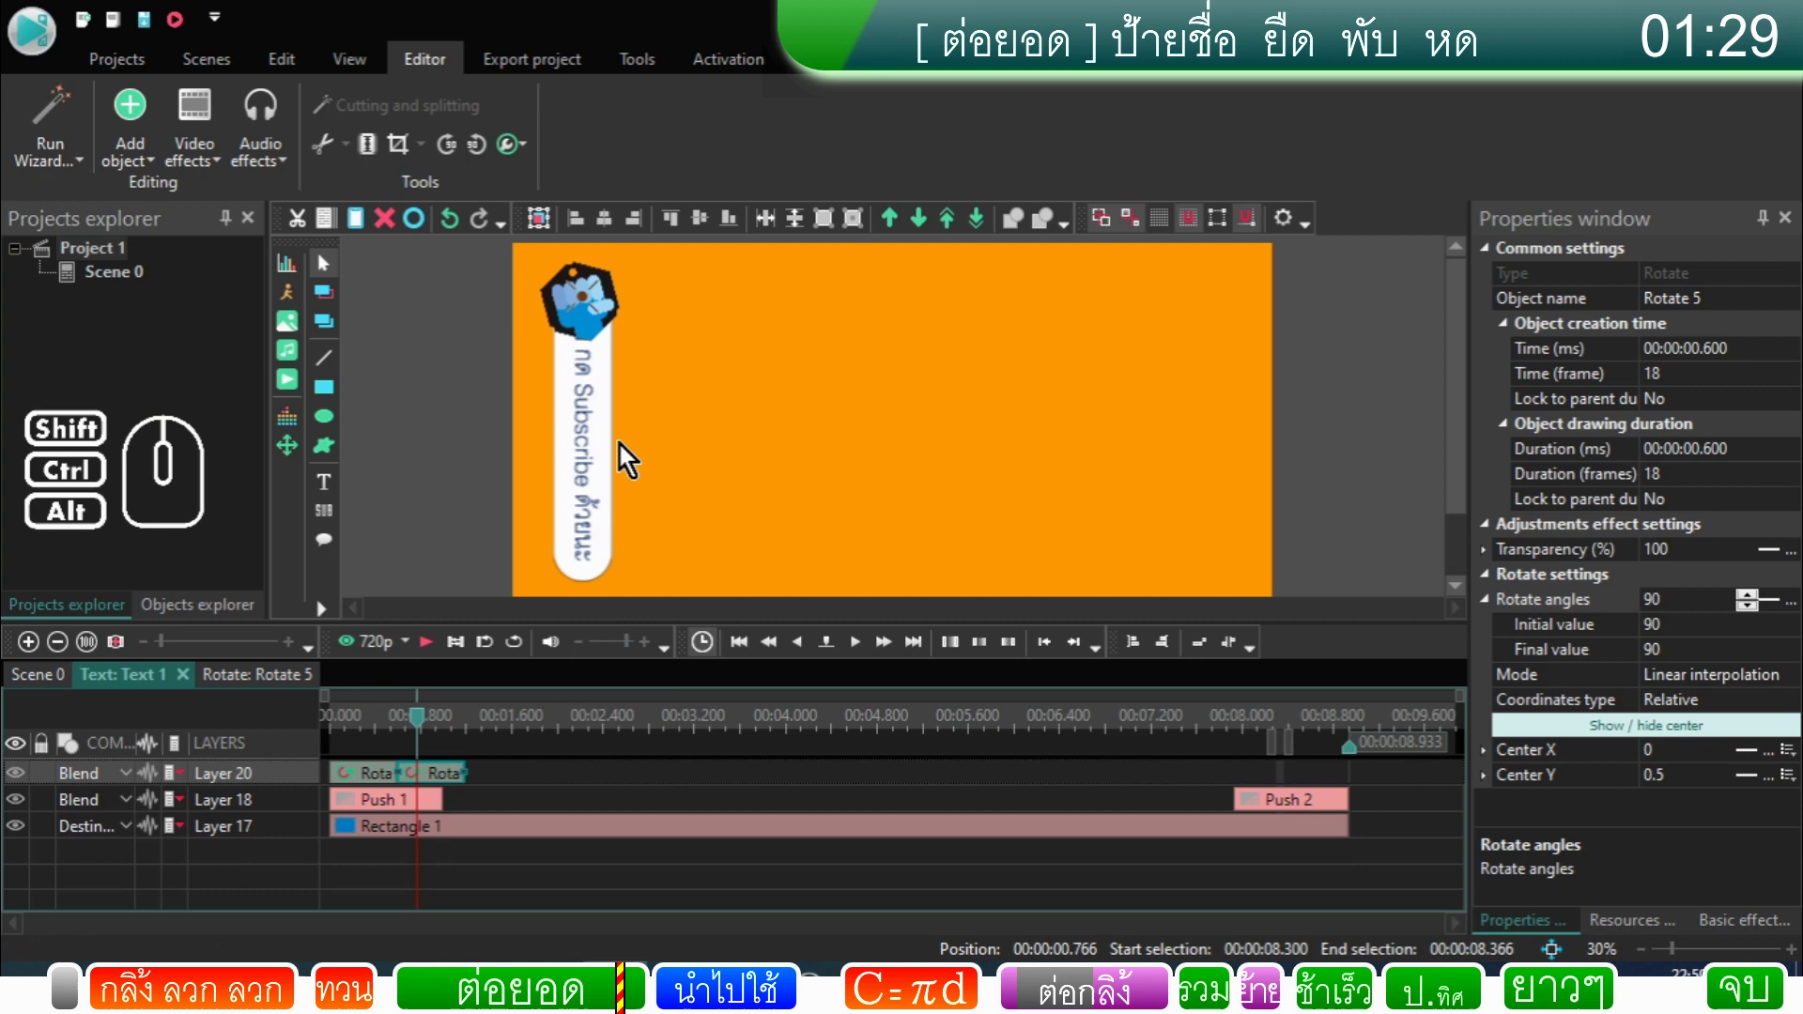
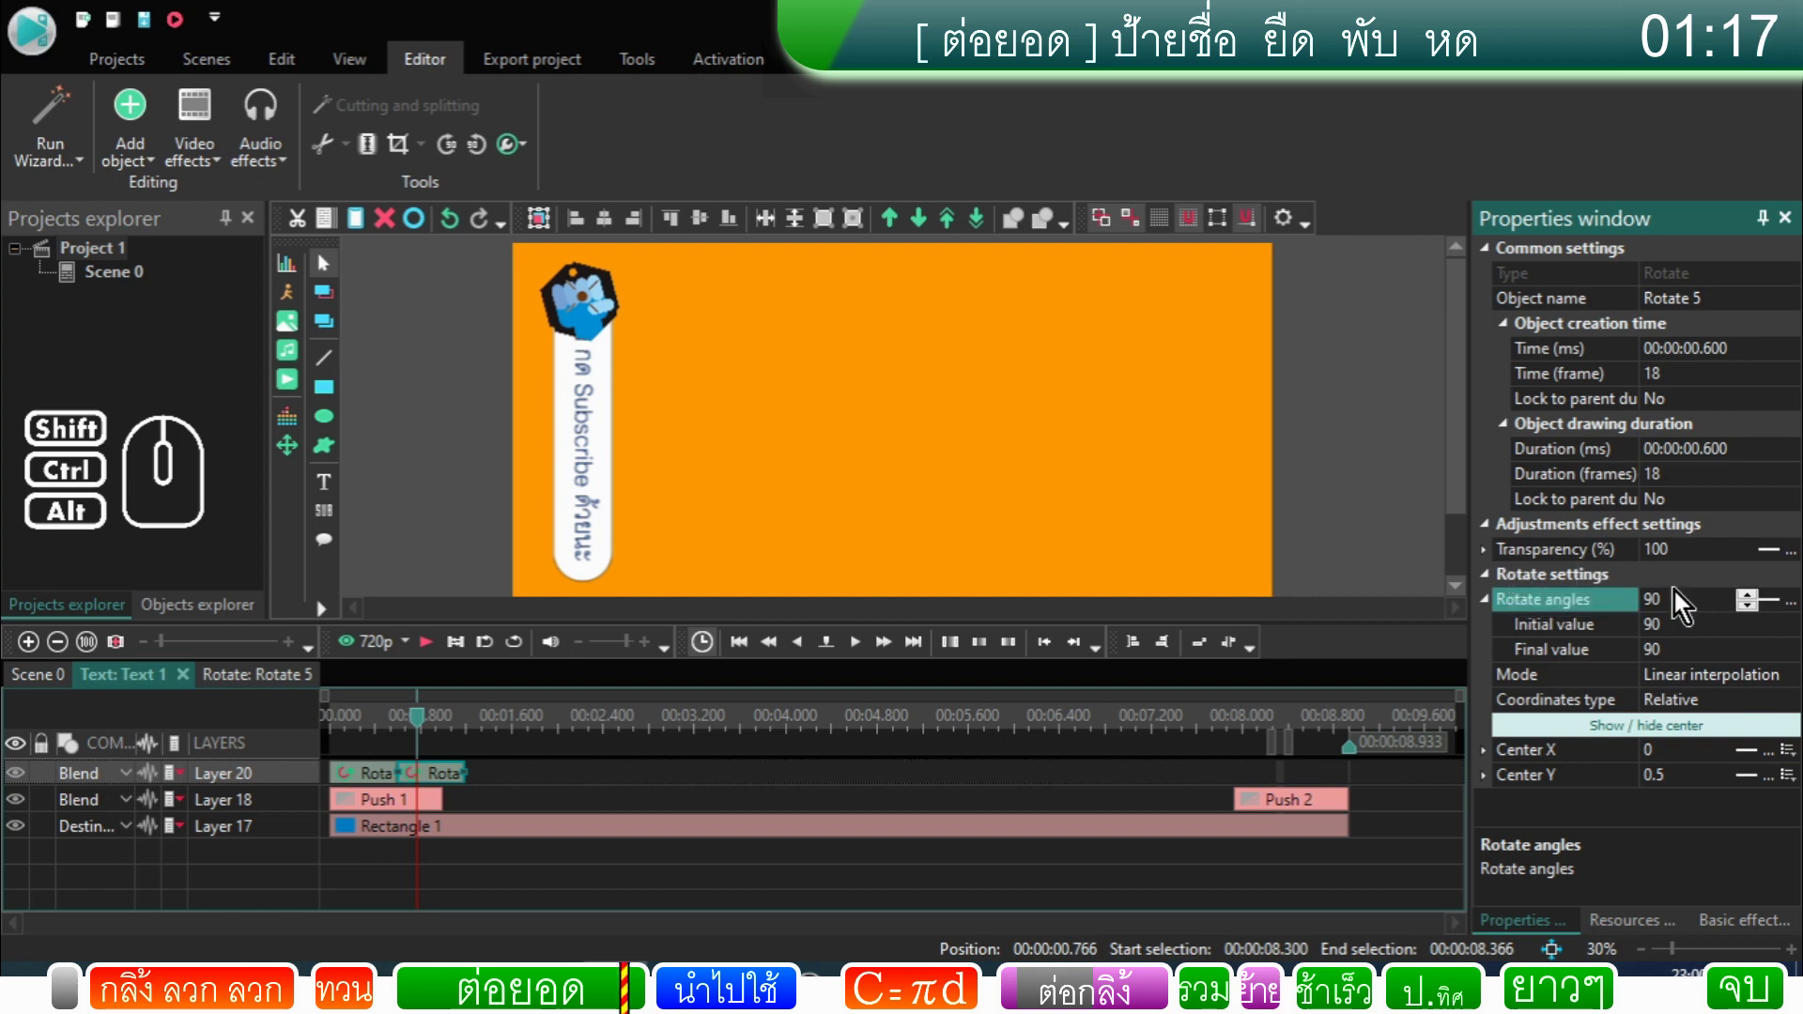
Step: Set Rotate 5's final angle to 0 and shorten the clip to 0.4 s
left_click(1704, 612)
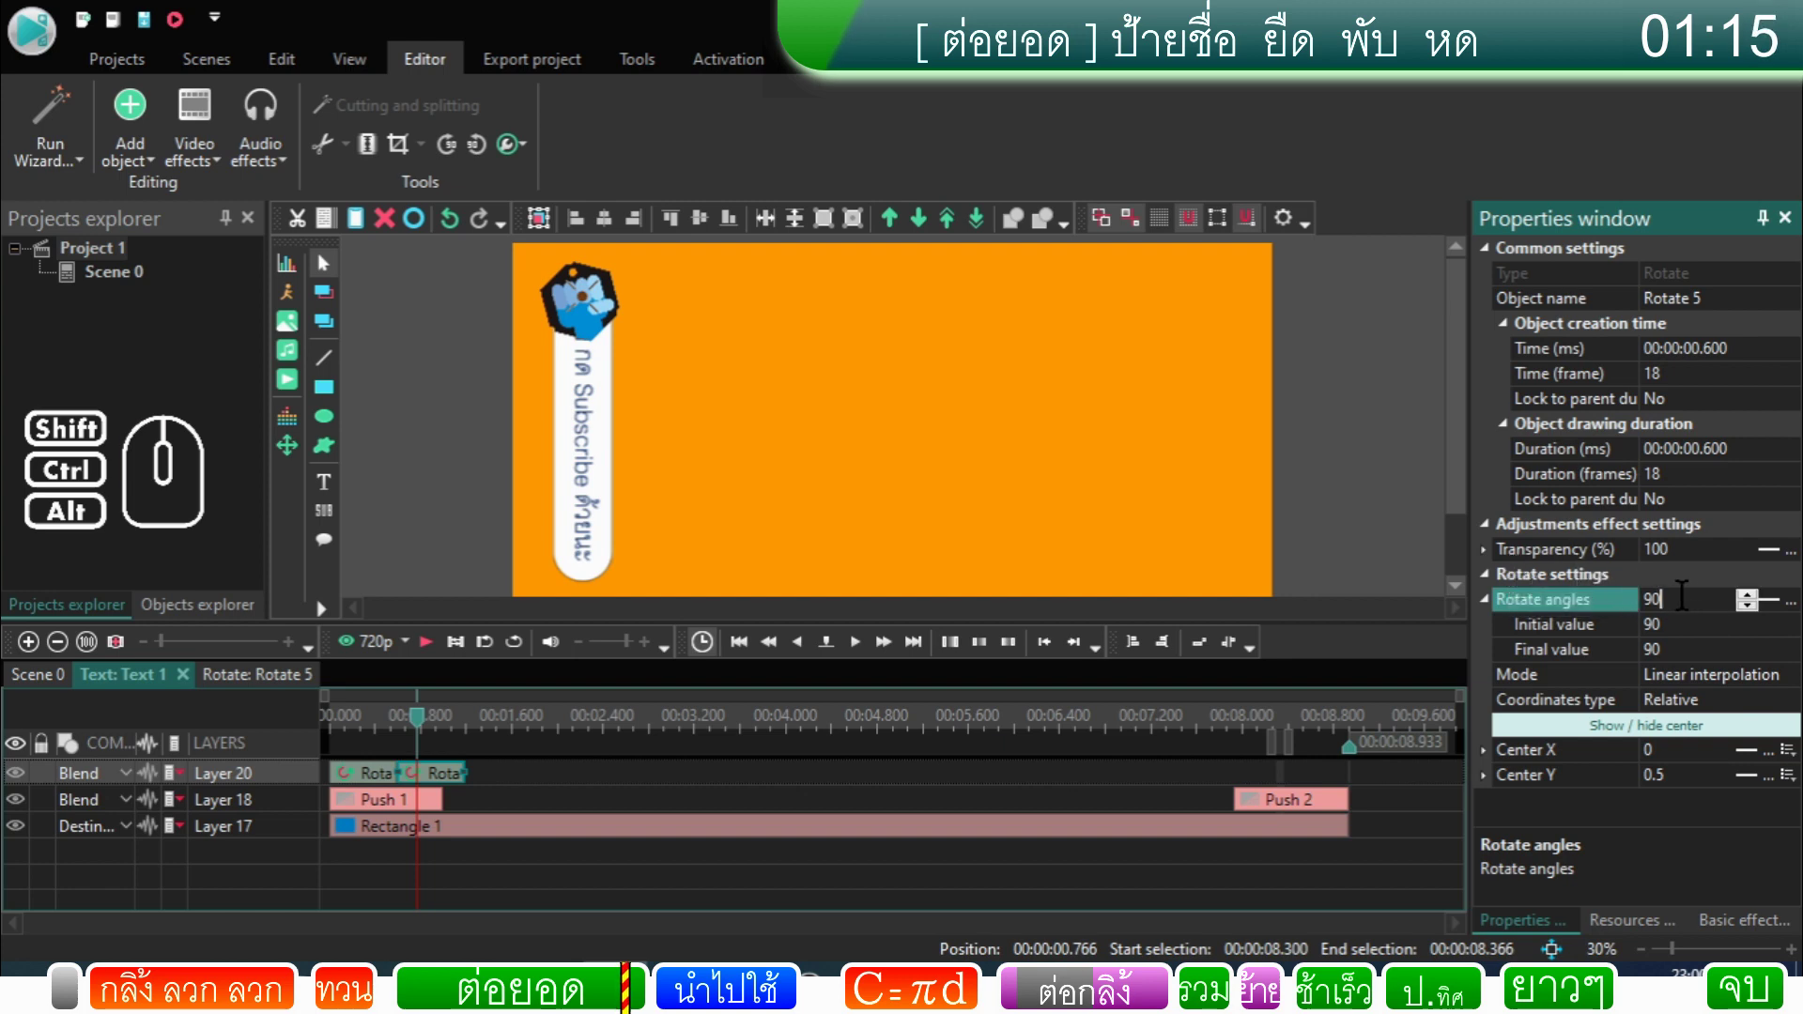
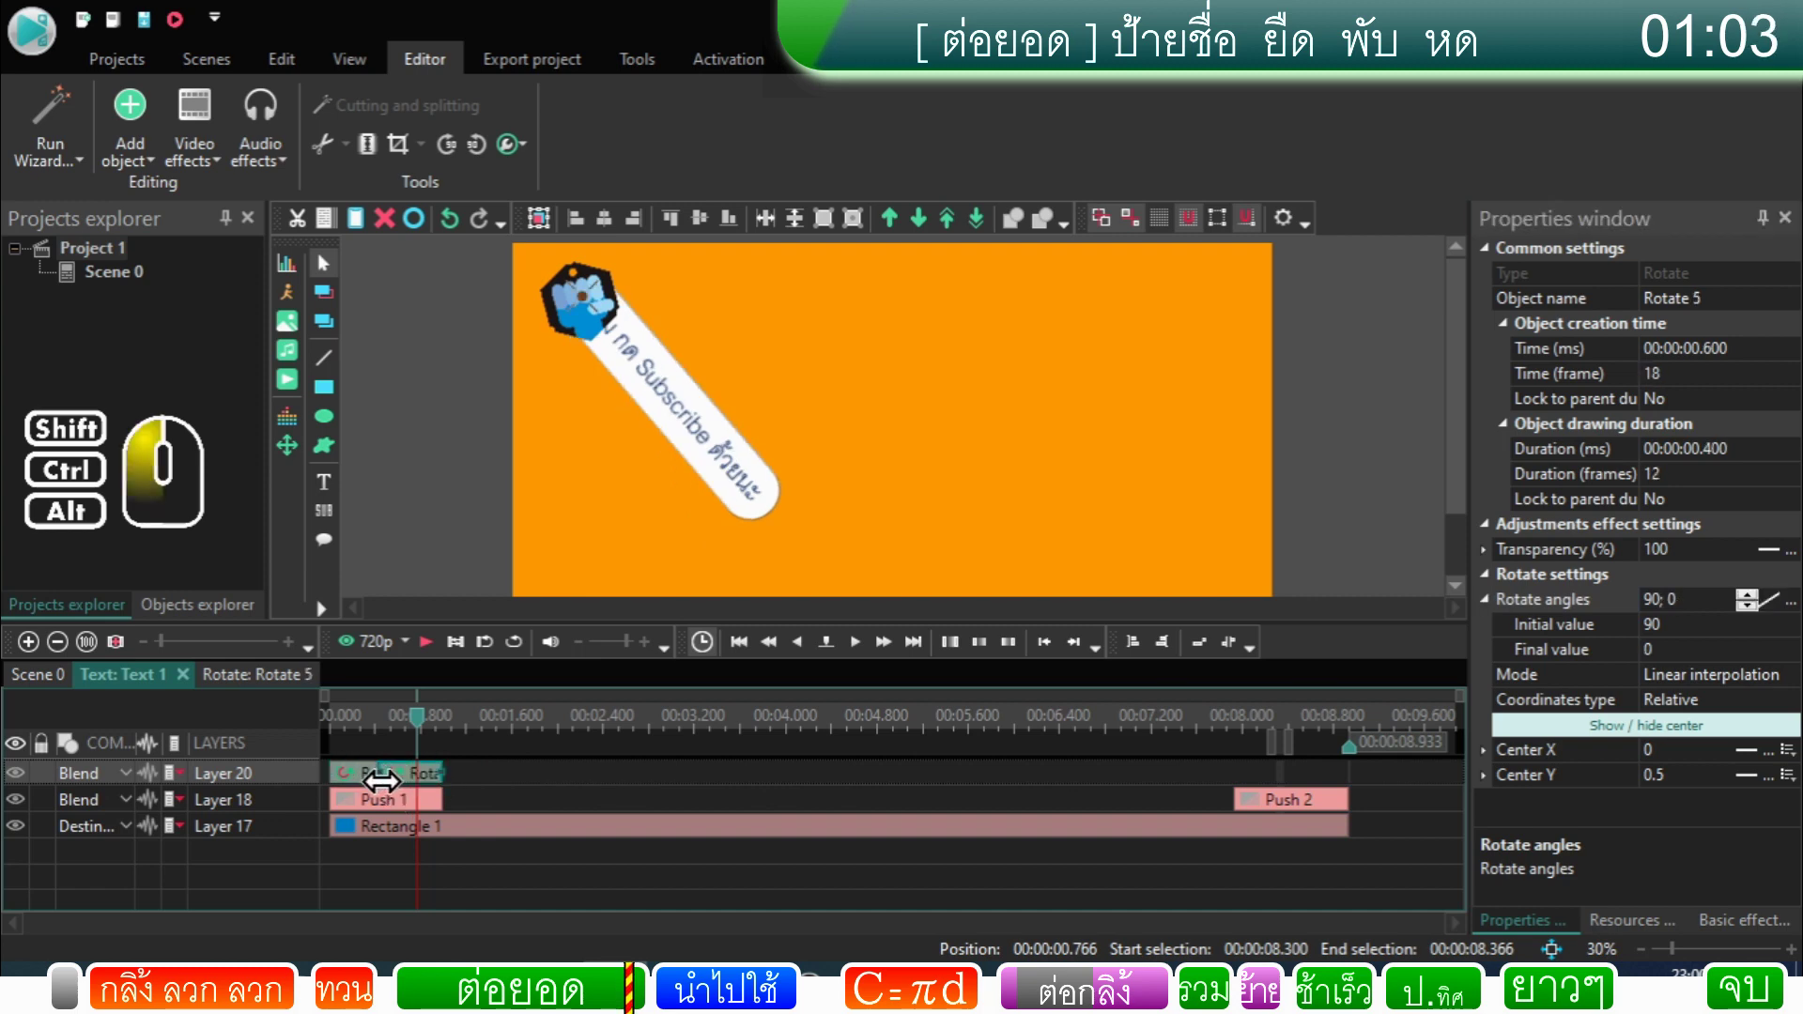
left_click(357, 735)
left_click_drag(359, 733, 304, 738)
Step: Preview the bubble animation on the Scene 0 timeline
left_click(39, 689)
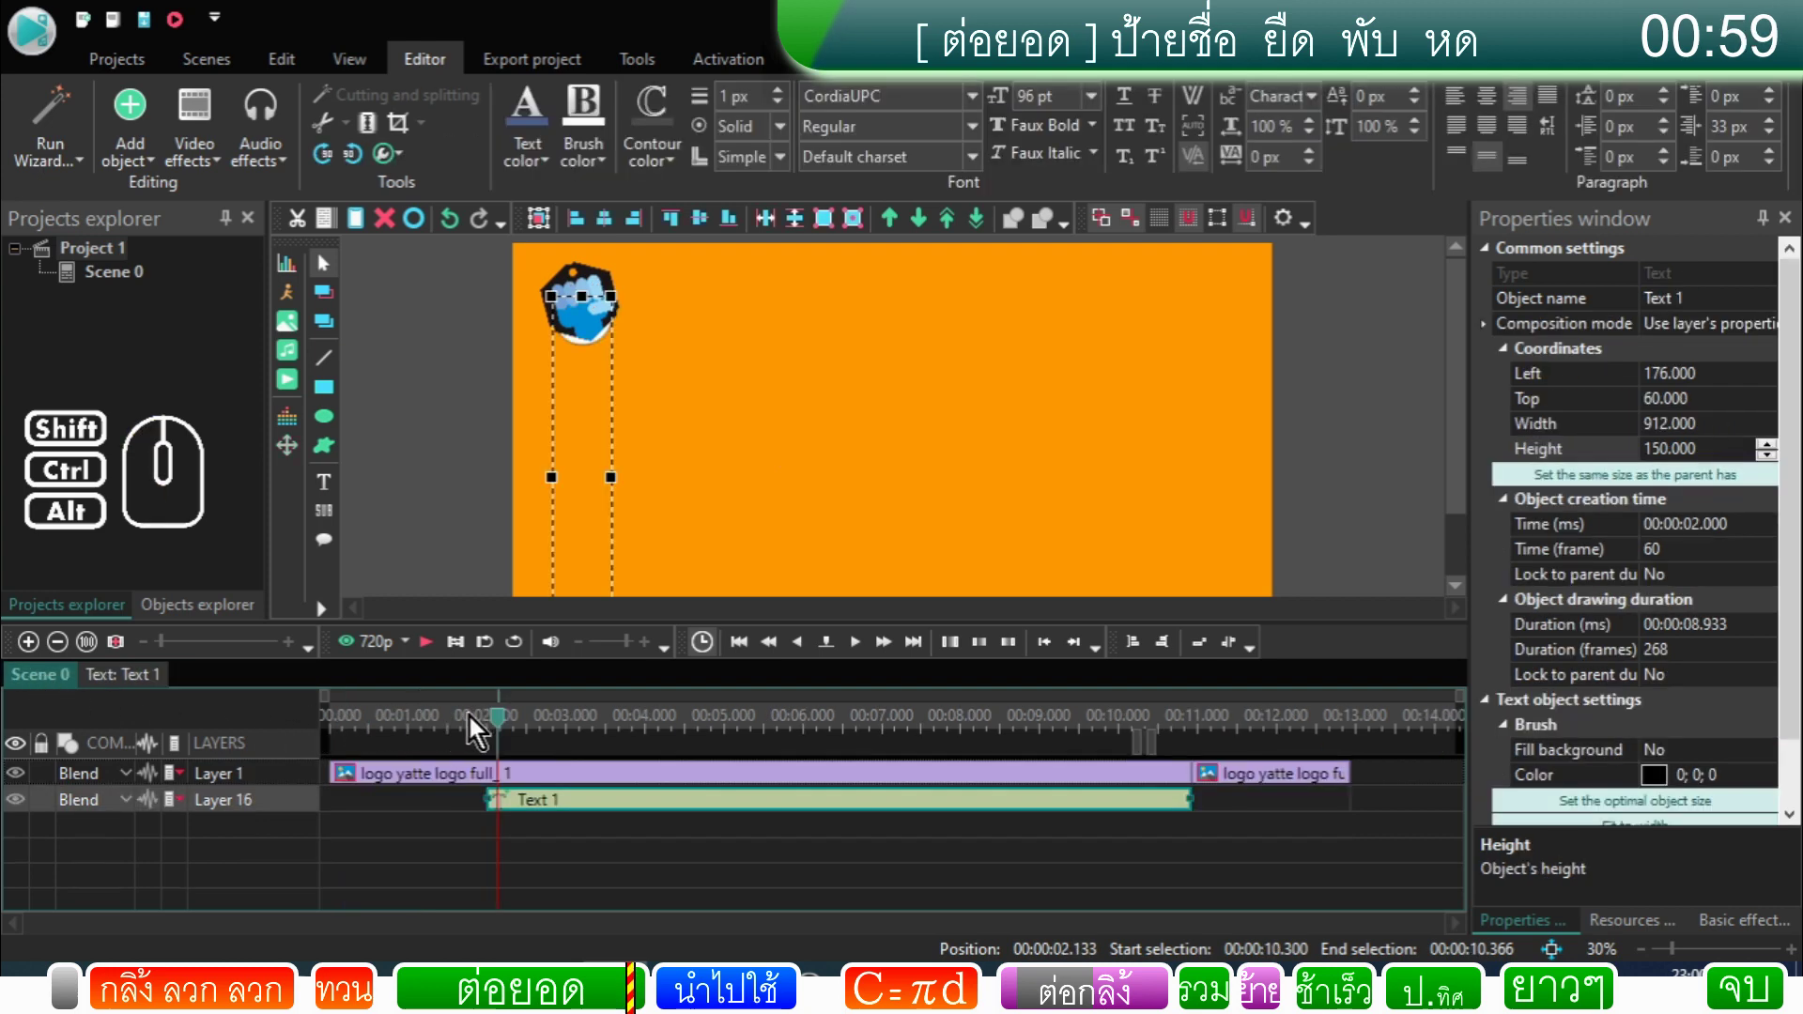
left_click_drag(507, 731, 309, 751)
left_click(429, 663)
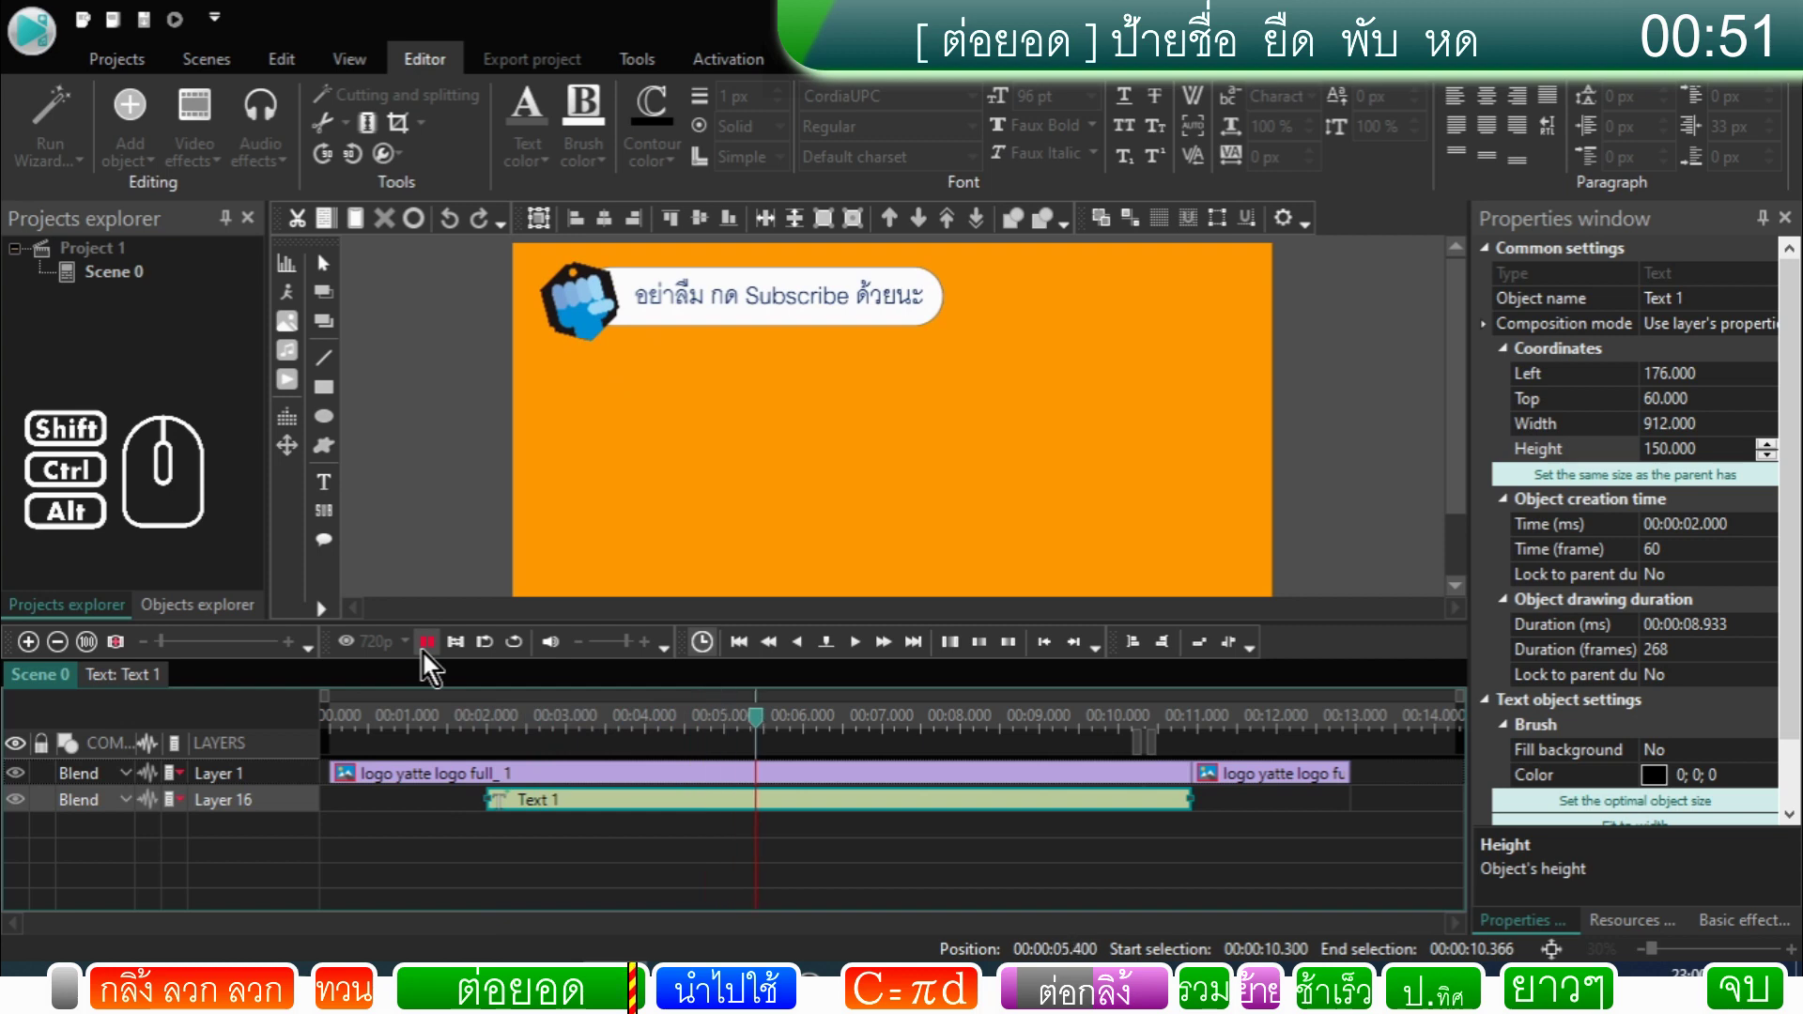
left_click(429, 663)
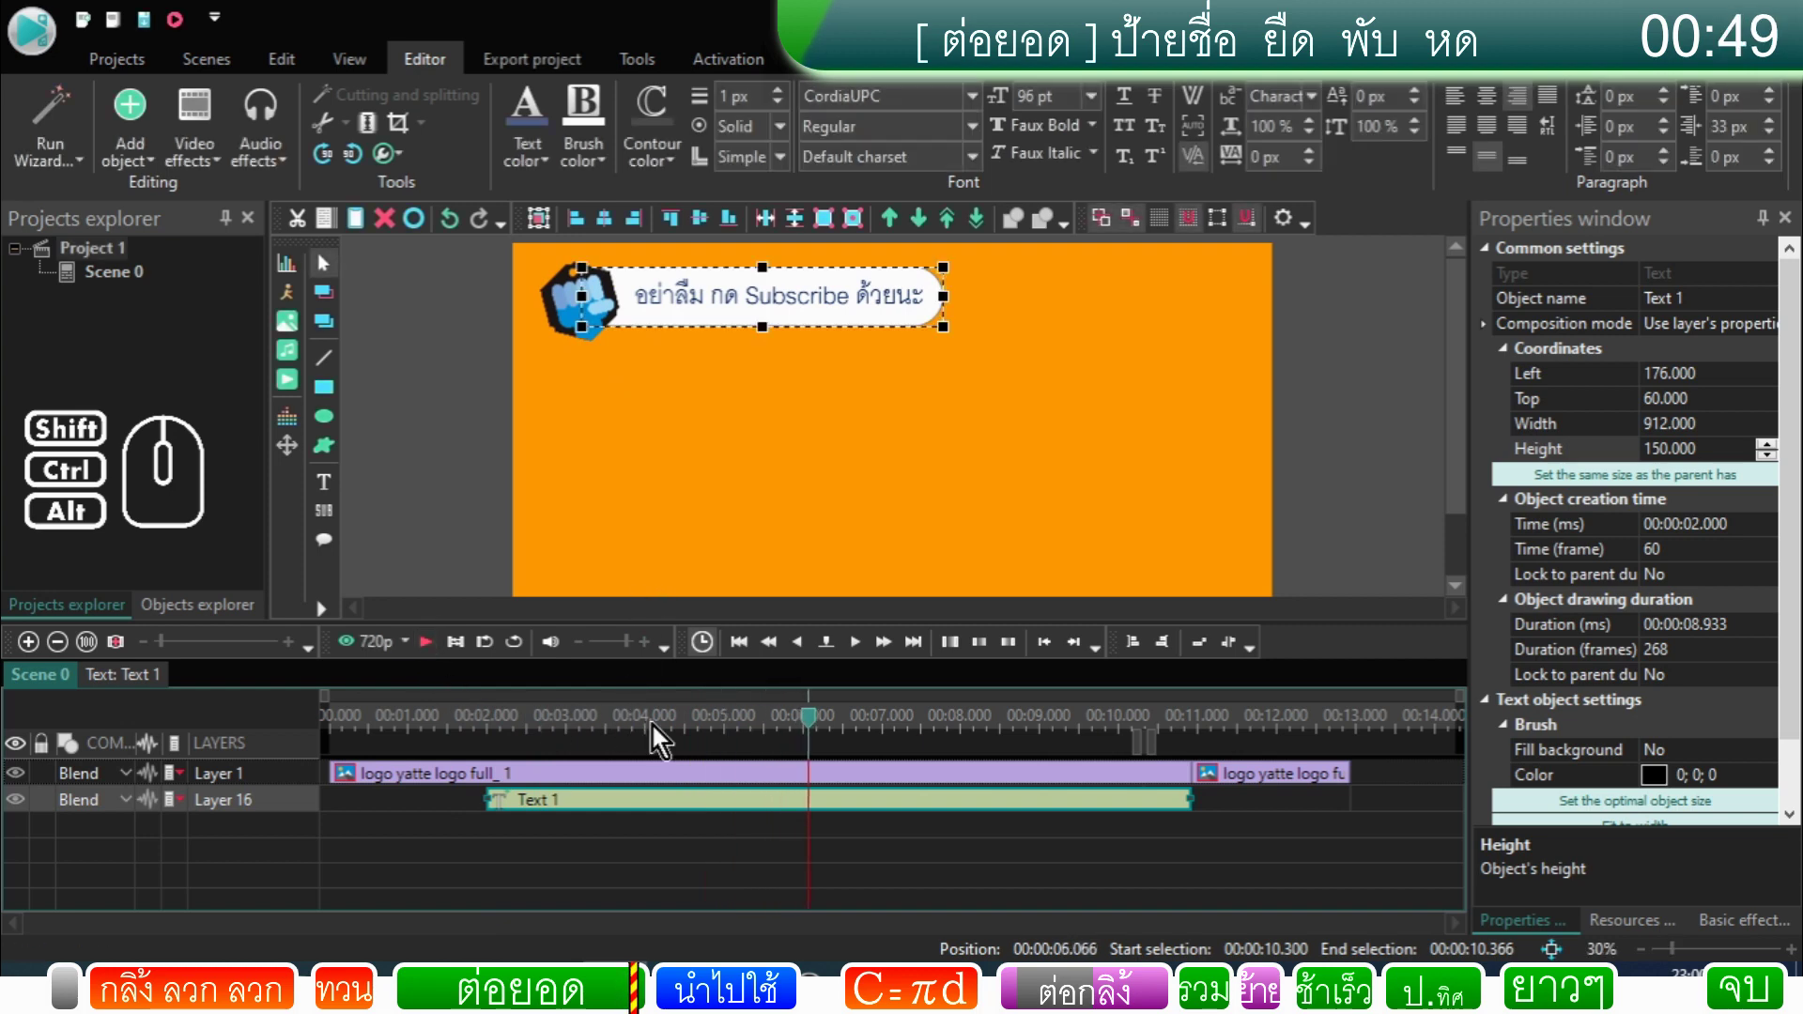
Step: Reopen Text 1's effect timeline and play it from near the text's start
left_click(658, 729)
left_click(576, 812)
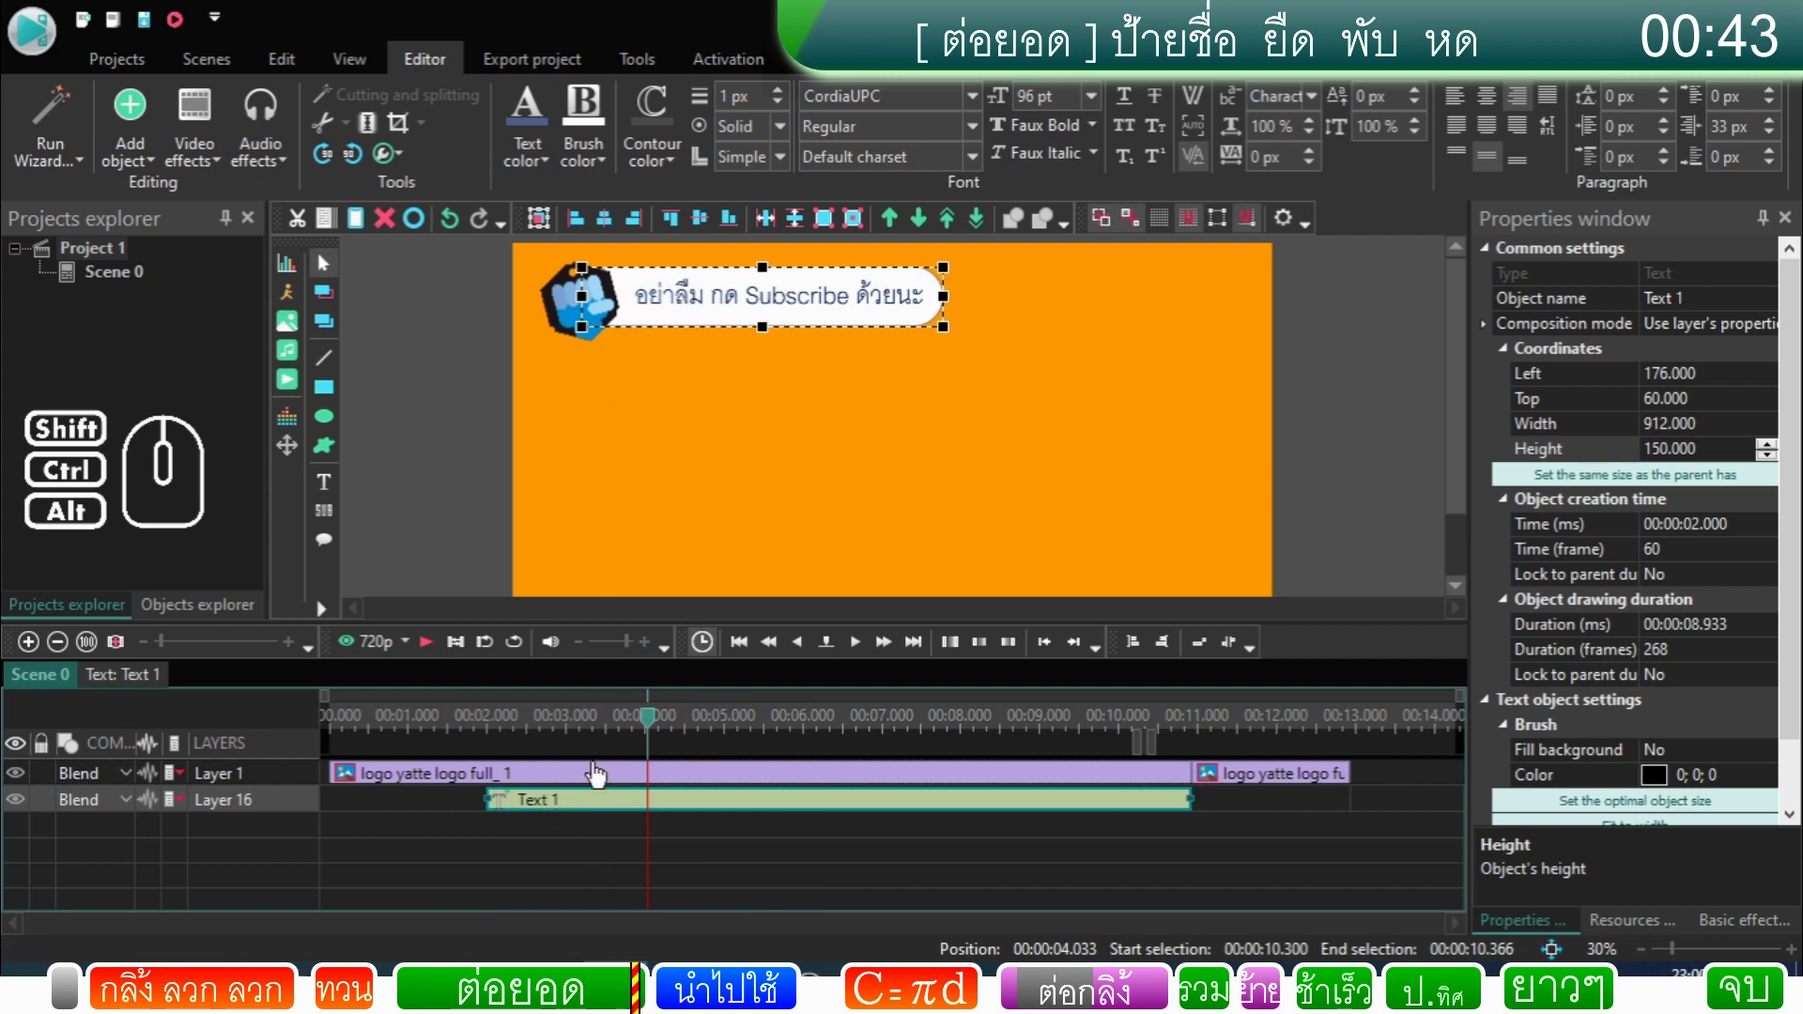
left_click_drag(654, 733, 495, 752)
left_click(431, 650)
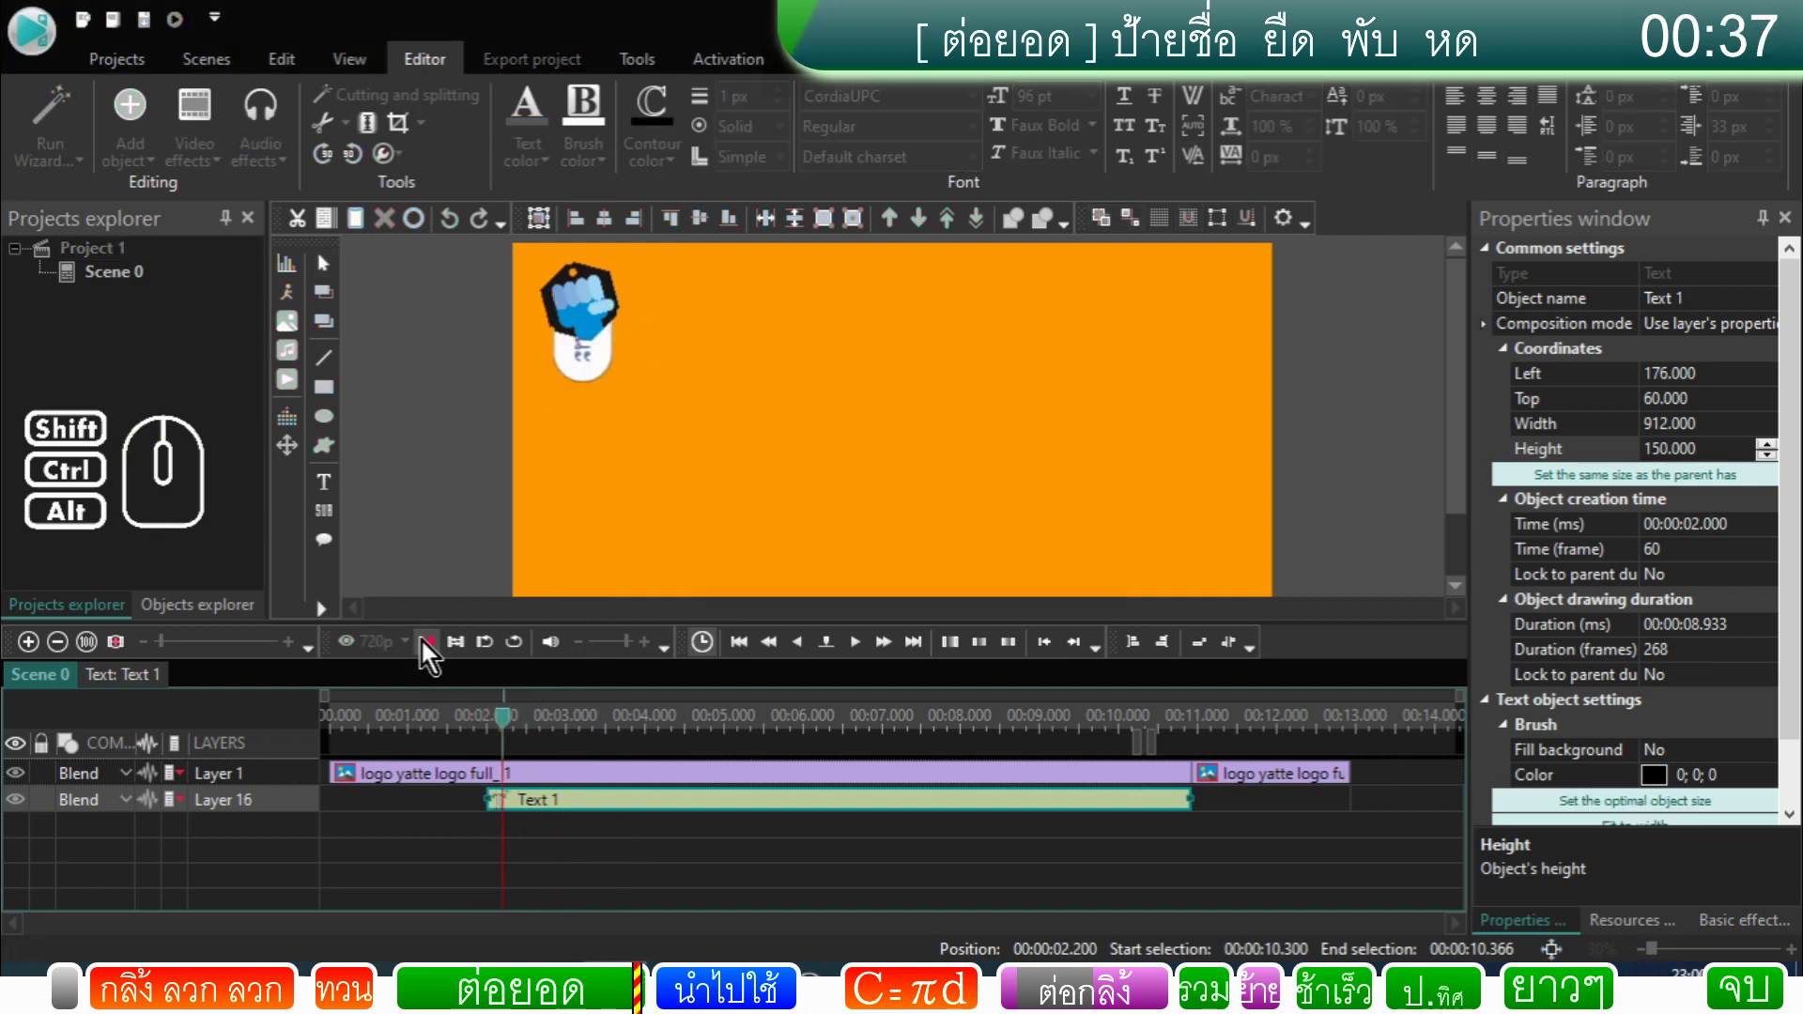
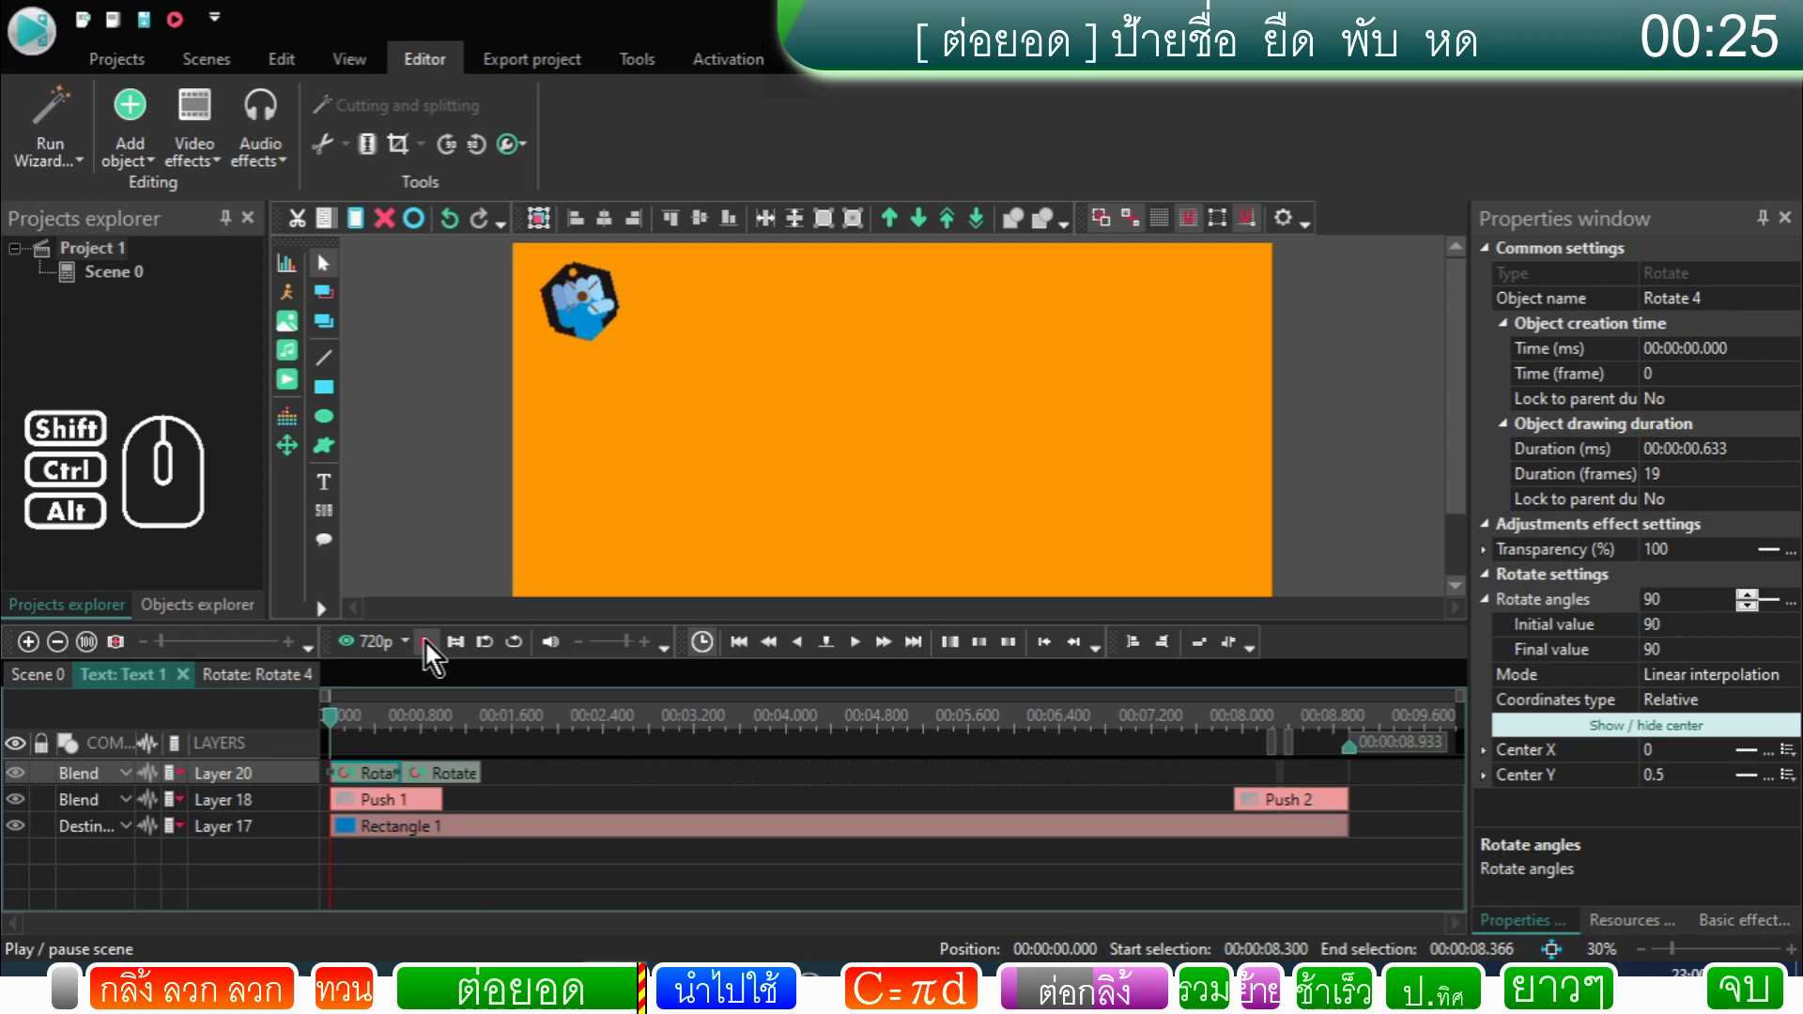
Step: Replace Rotate 4 with Rotate 5 so the banner rotates from 90 to 0 degrees on appearing
left_click(432, 656)
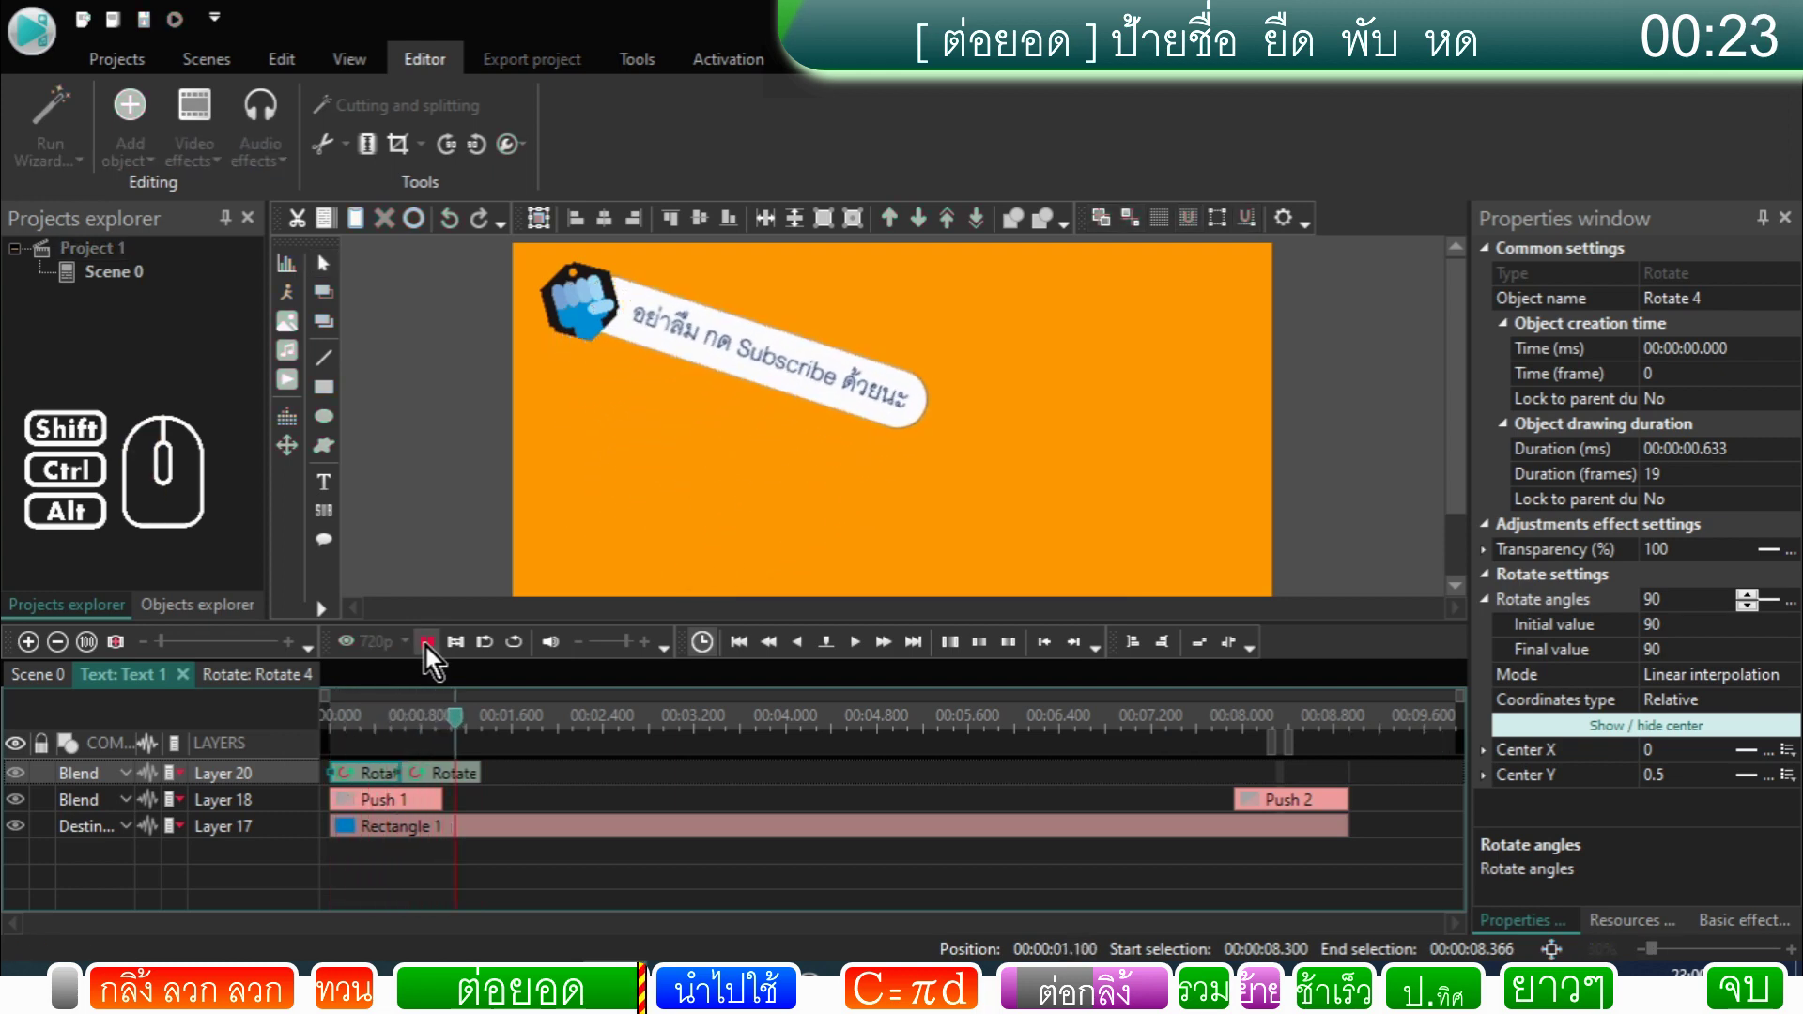
left_click(432, 656)
left_click(396, 724)
left_click_drag(396, 724, 345, 731)
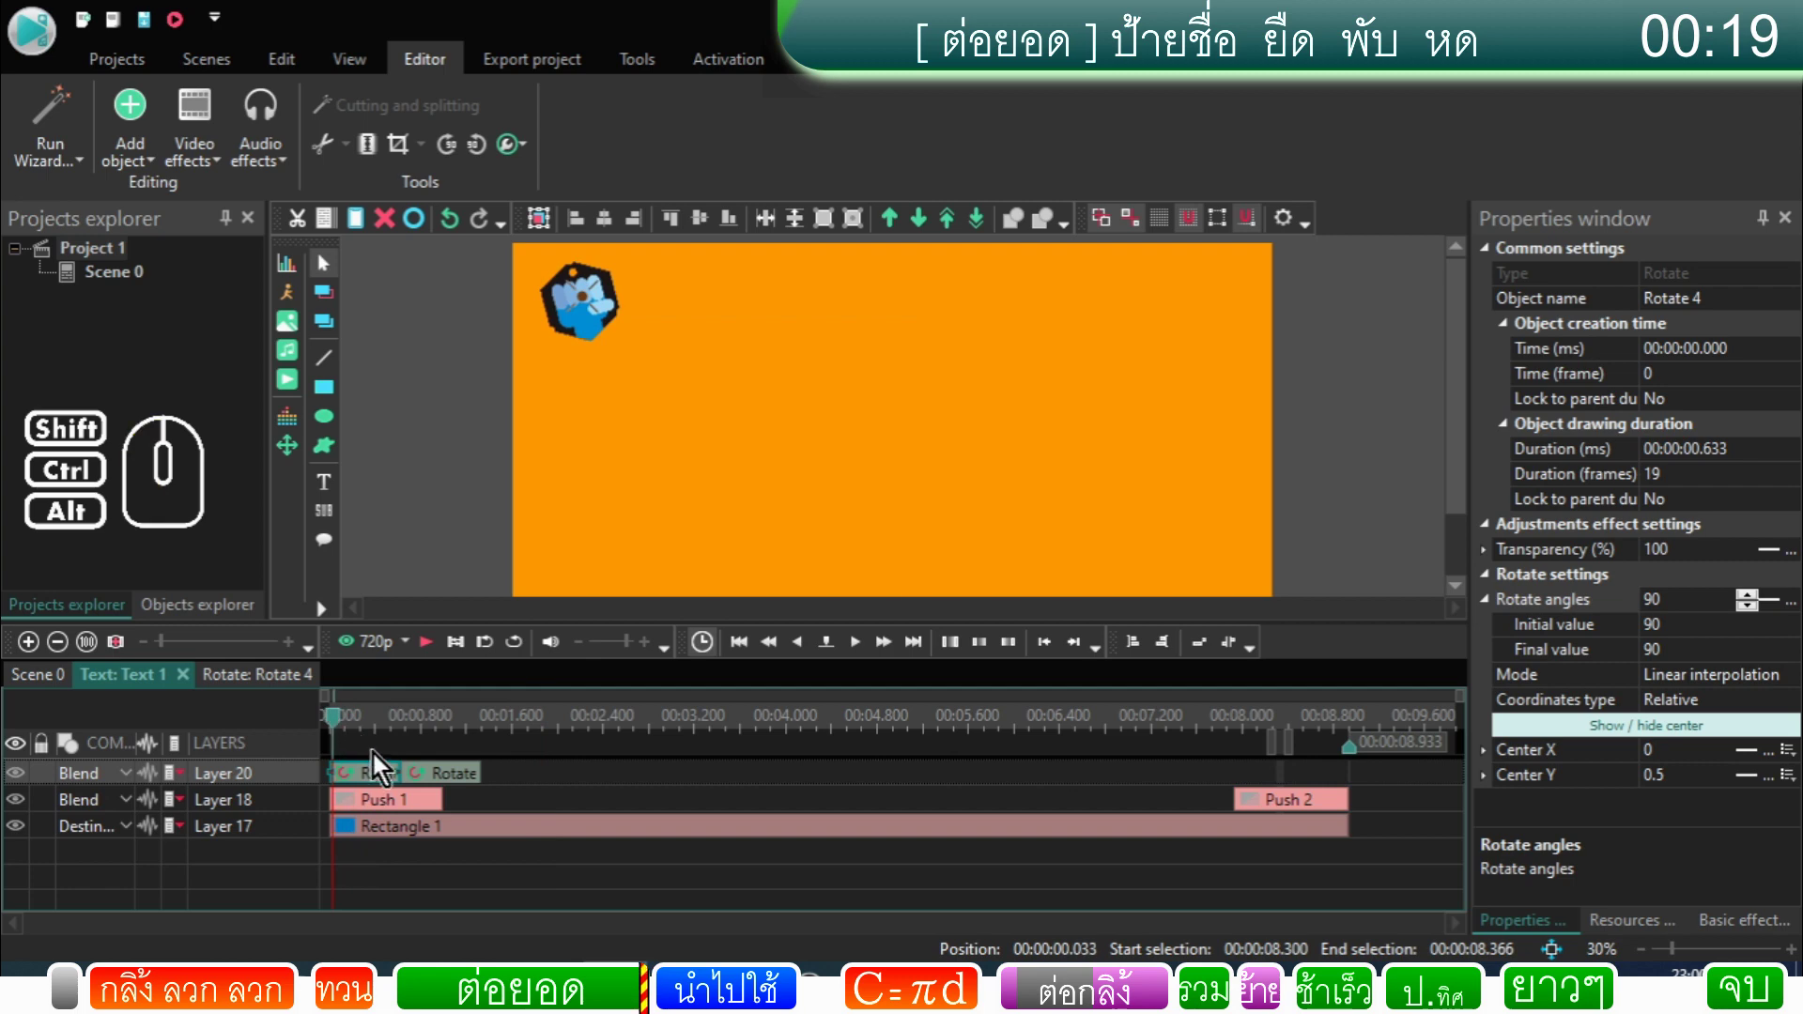
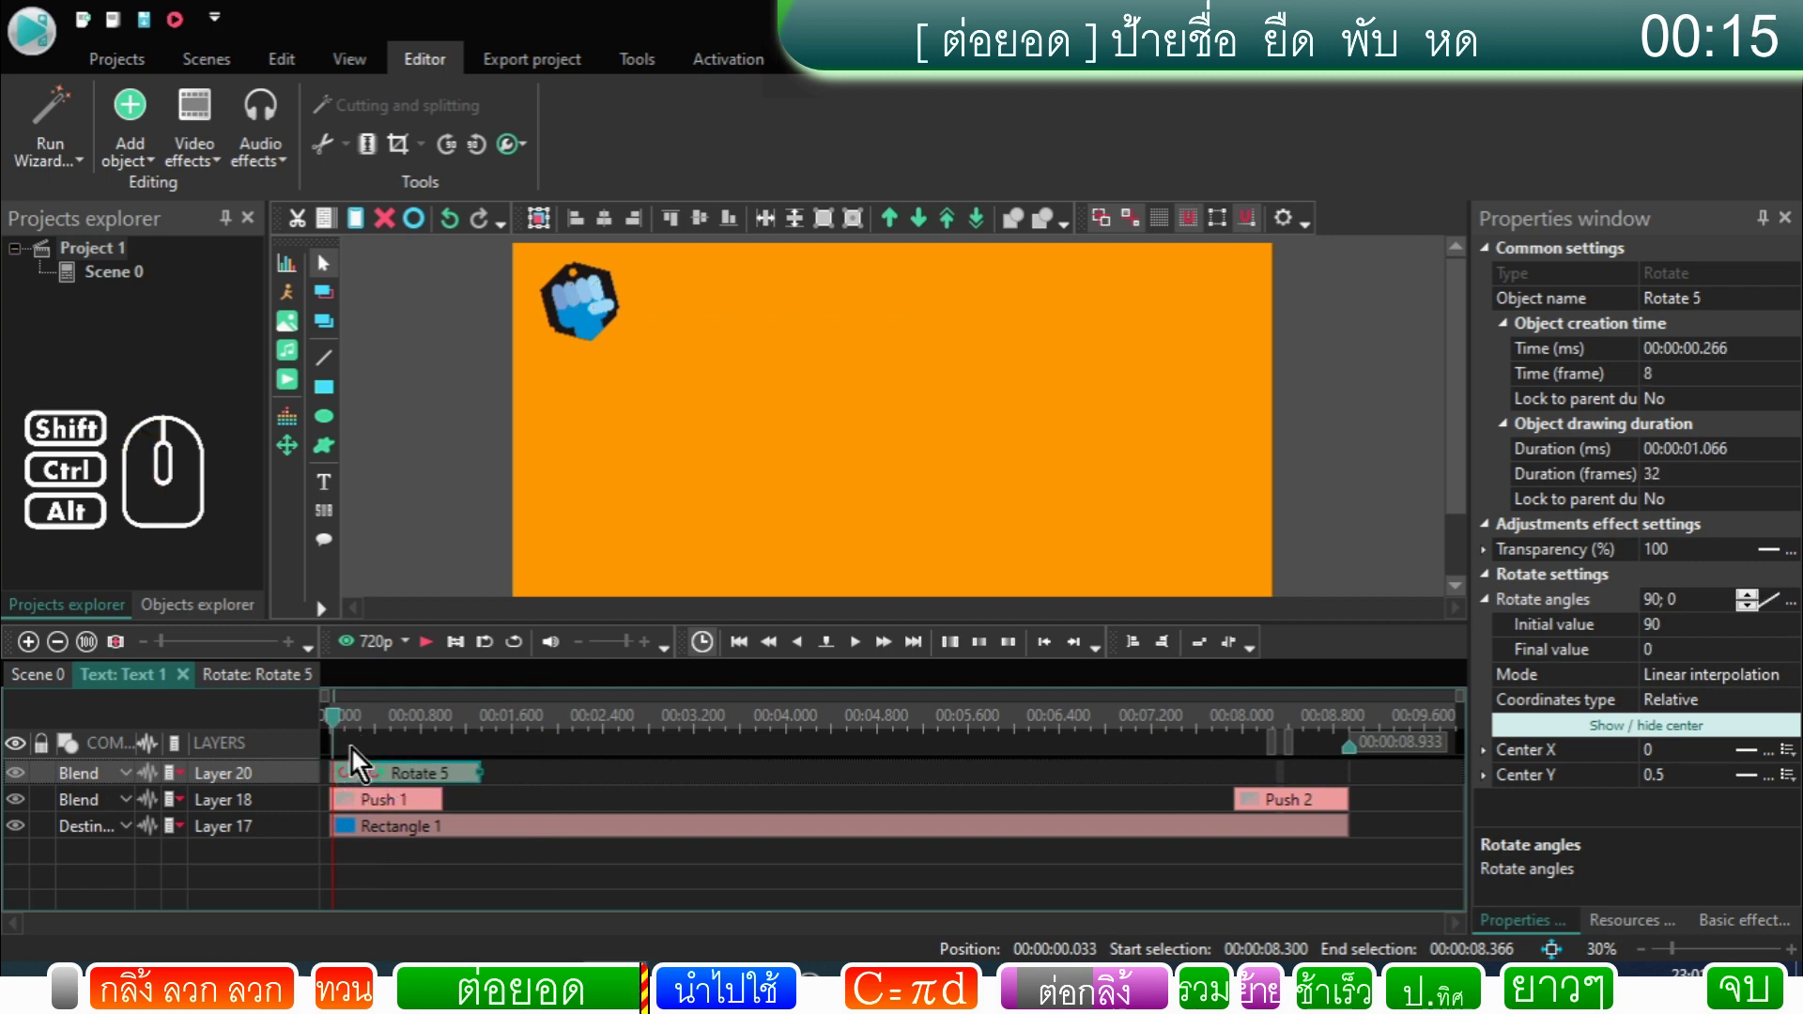
left_click(346, 734)
Step: Preview the banner animation through the text's end and return to Scene 0
left_click(429, 651)
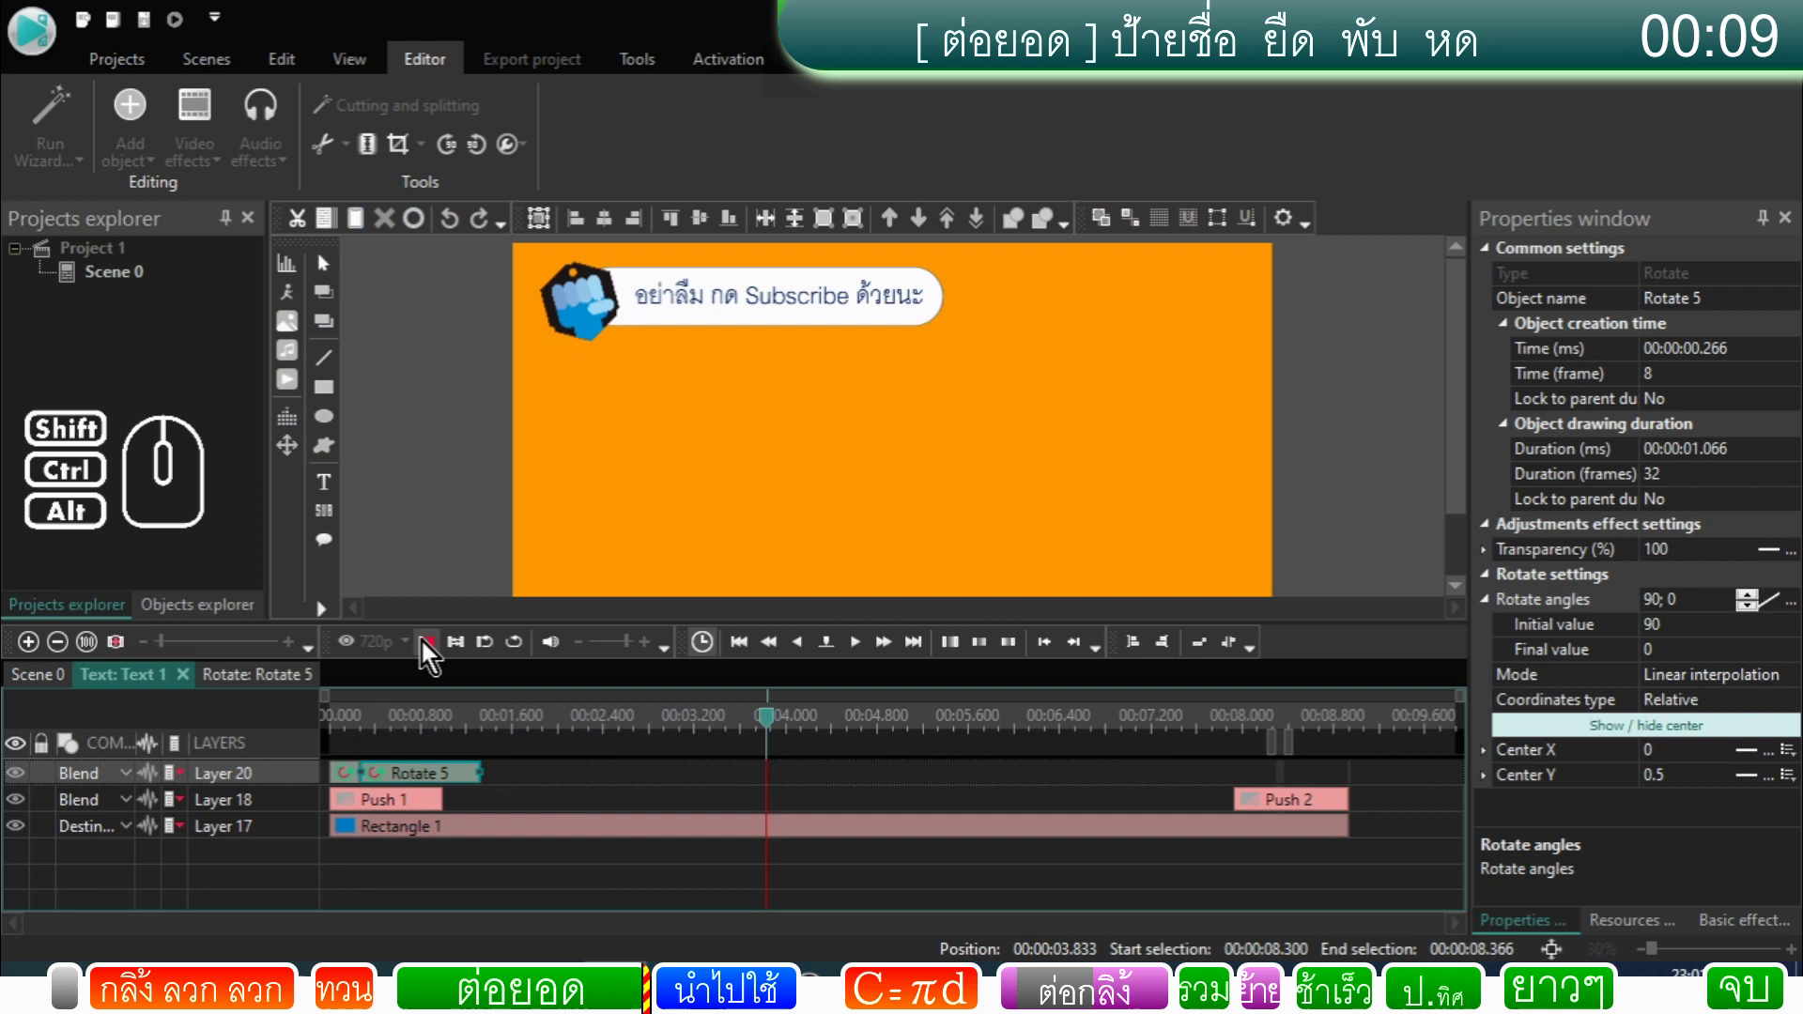
left_click(428, 651)
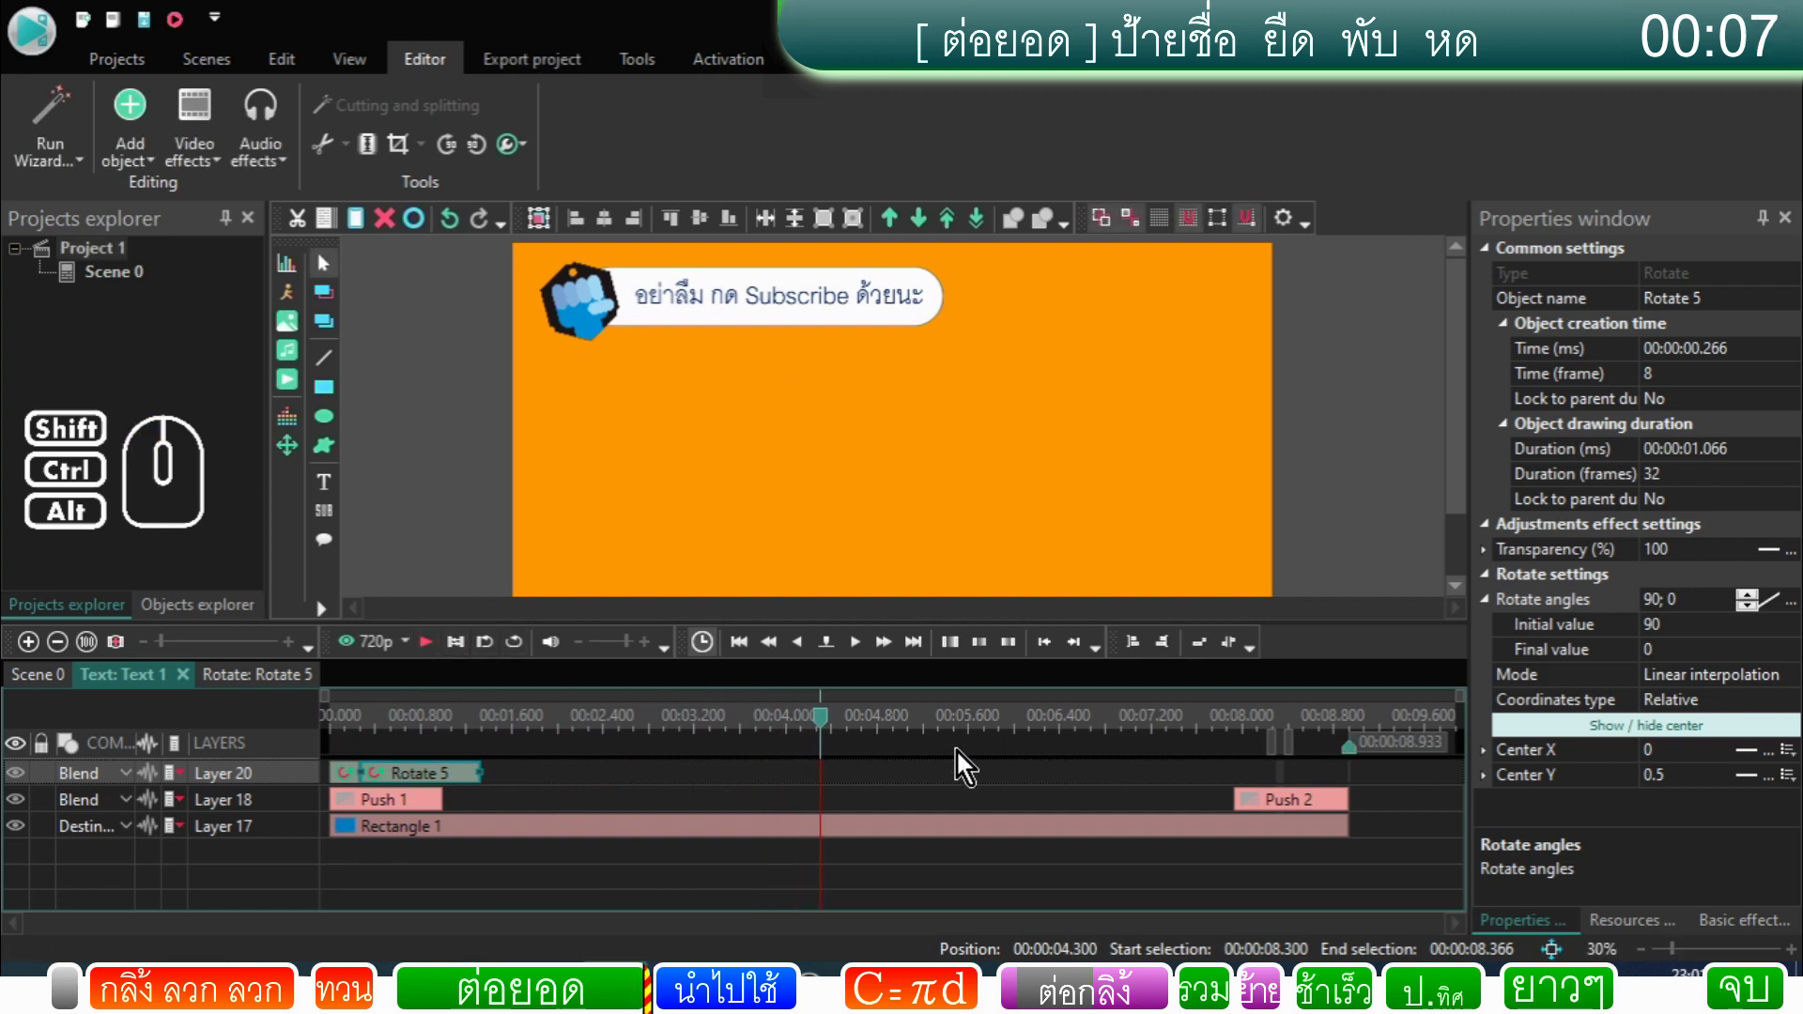
left_click(1228, 739)
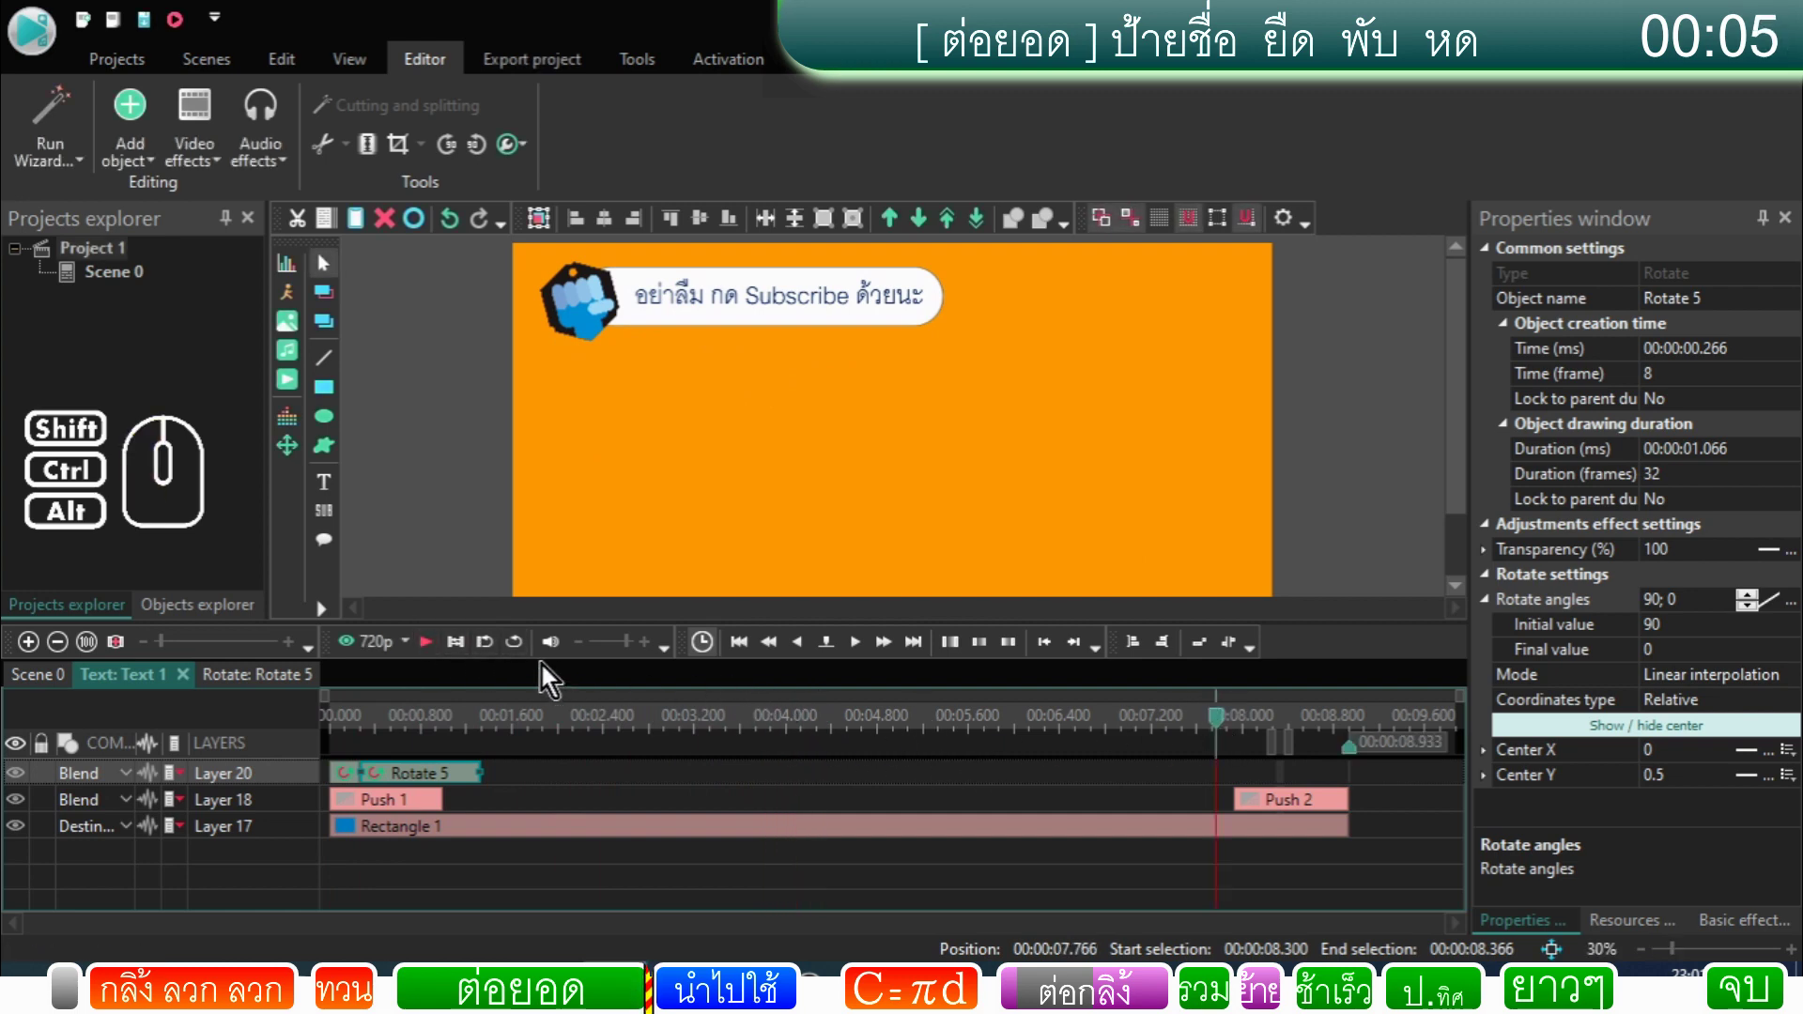
left_click(442, 658)
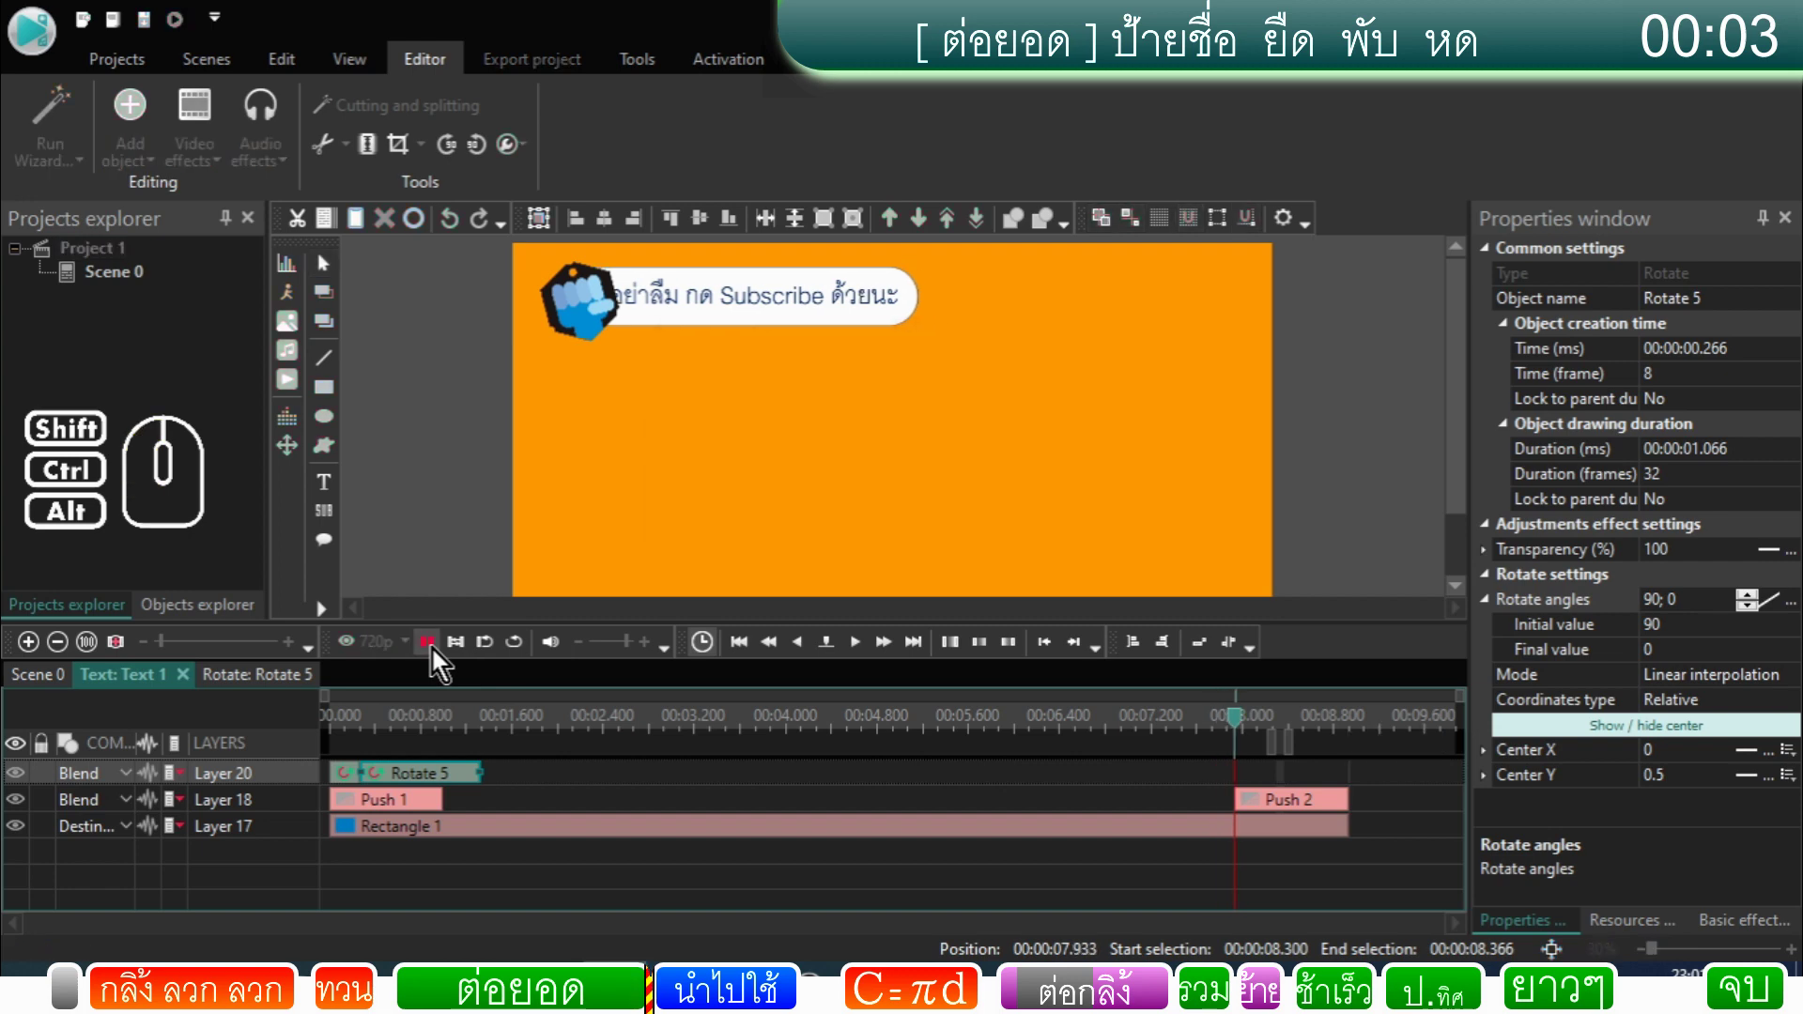
left_click(442, 658)
left_click(46, 686)
left_click(725, 865)
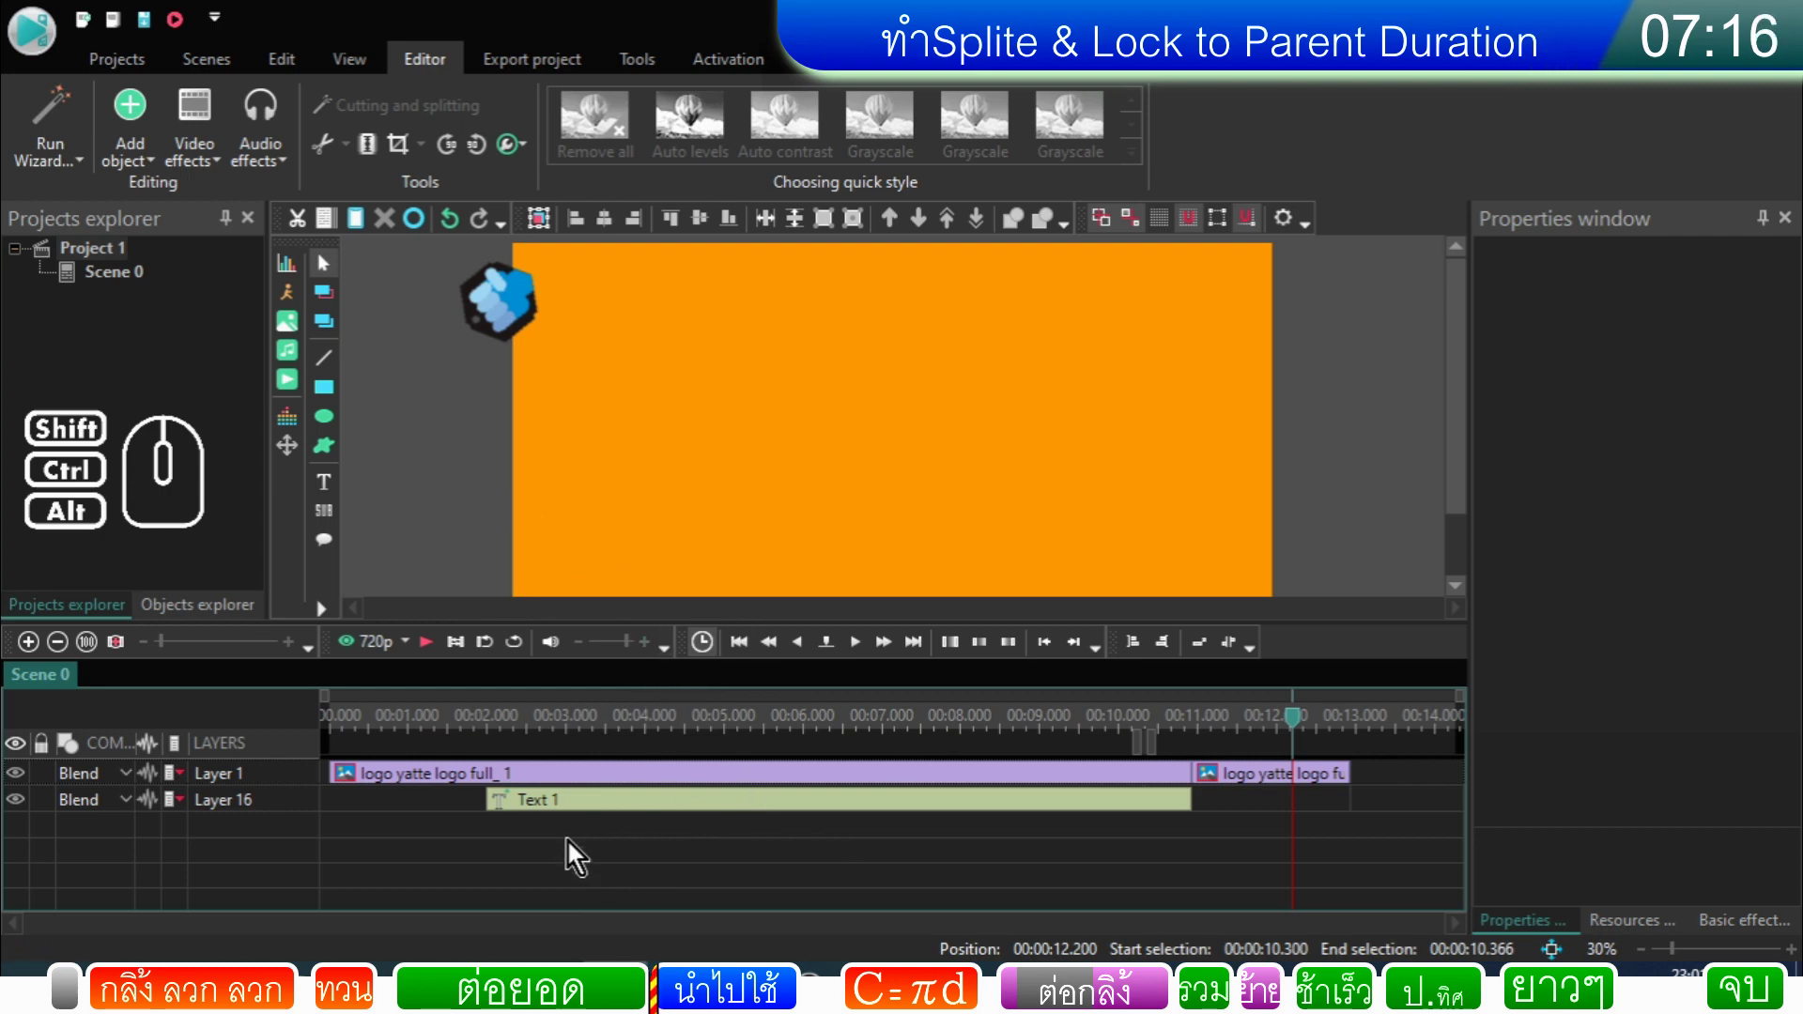
Step: Select the logo clips and Text 1 and group them into Sprite 1 via Create sprite
left_click(621, 738)
left_click(689, 726)
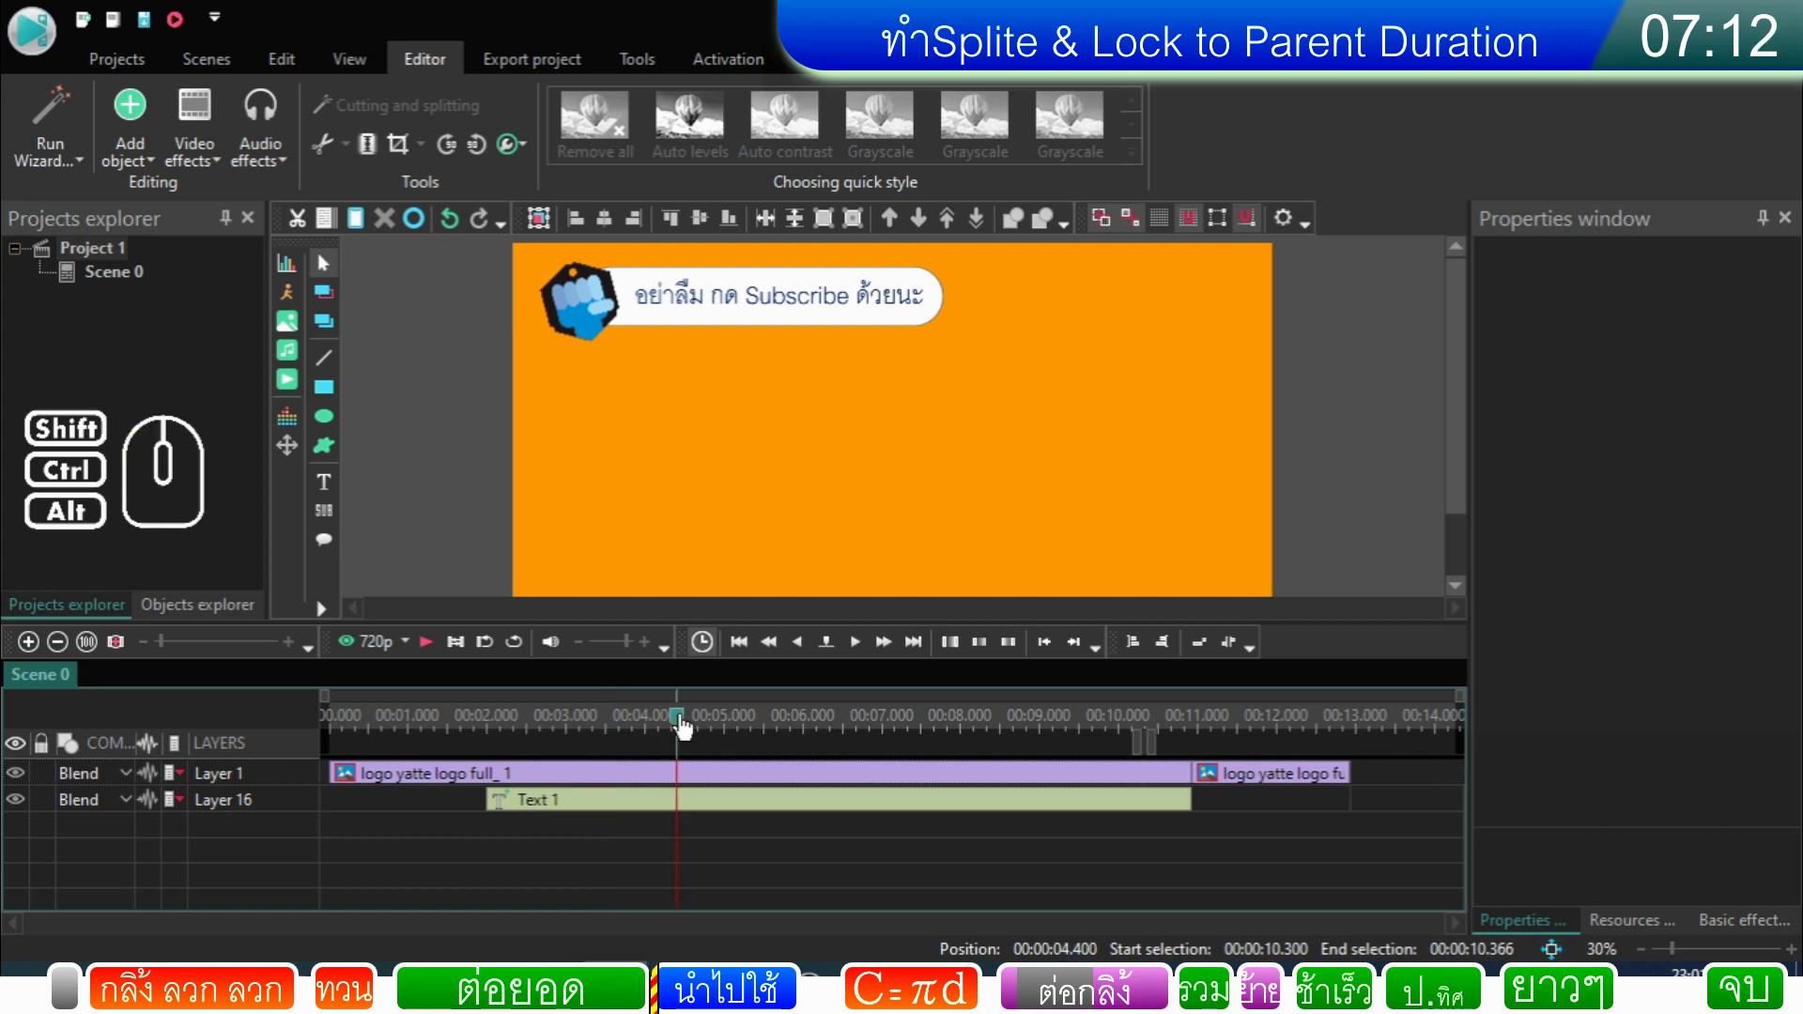
left_click(1122, 842)
left_click_drag(1266, 880, 539, 744)
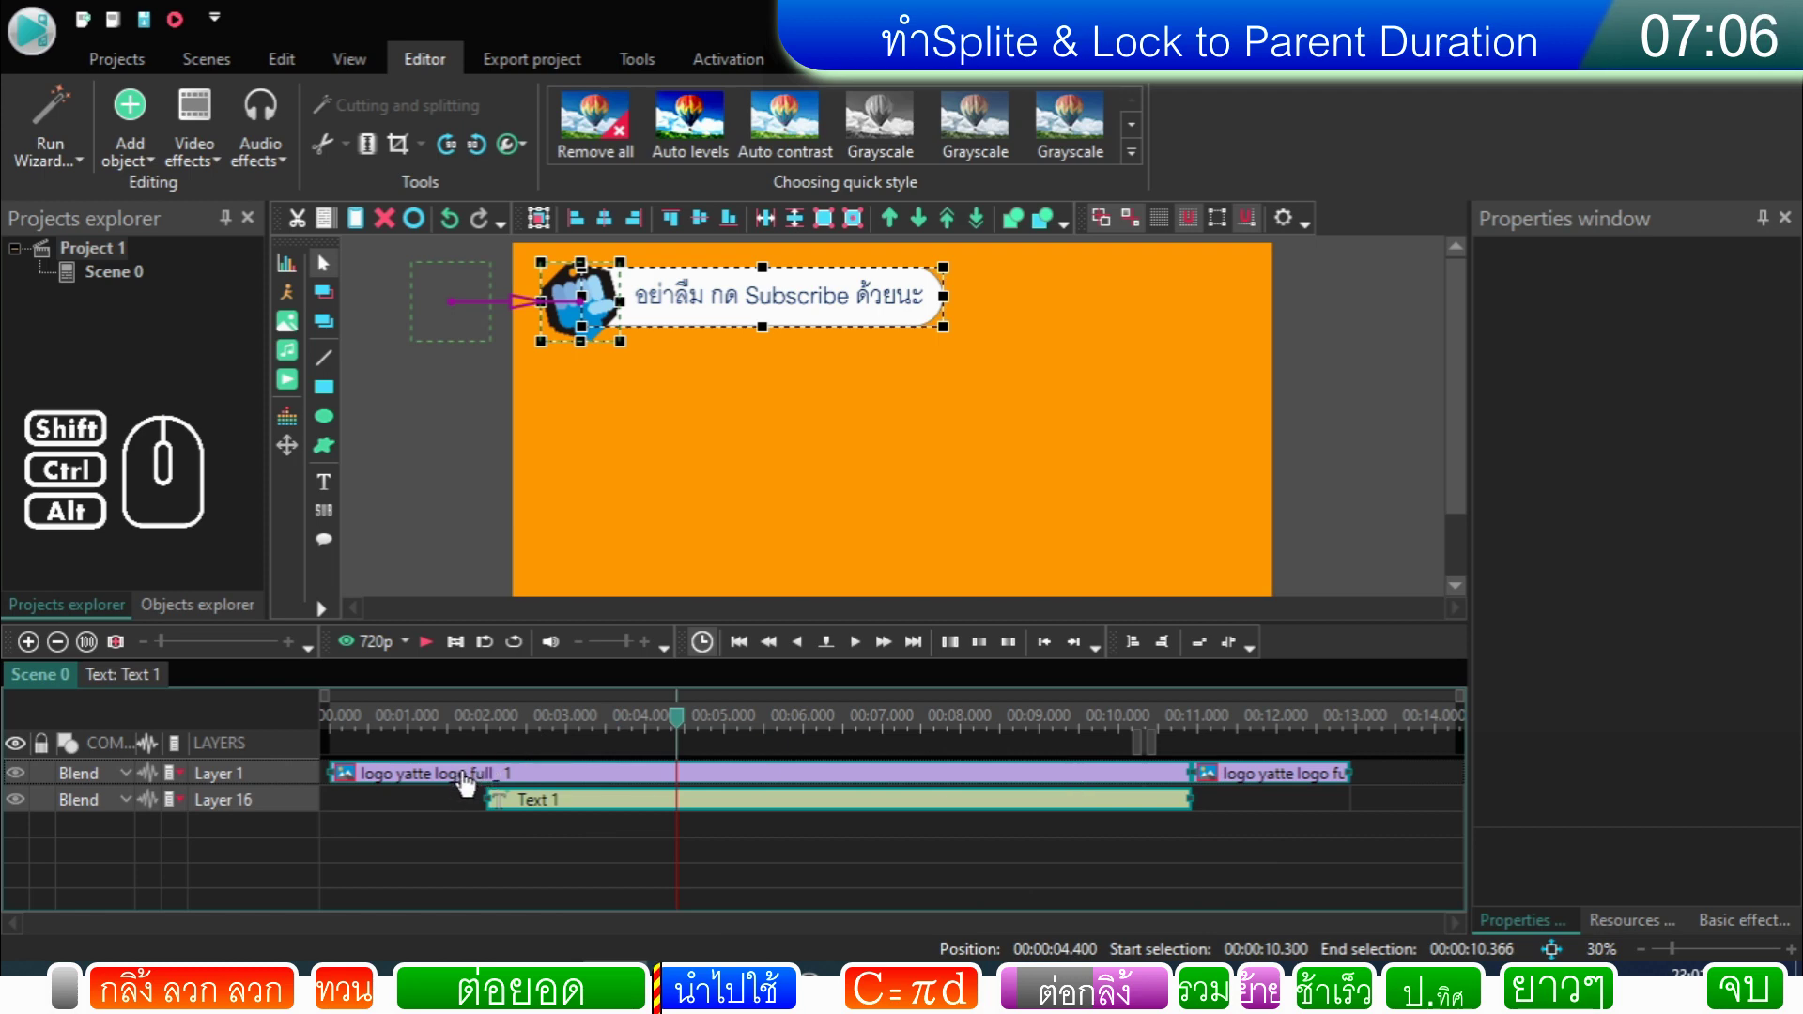
right_click(469, 784)
left_click(562, 555)
left_click(741, 832)
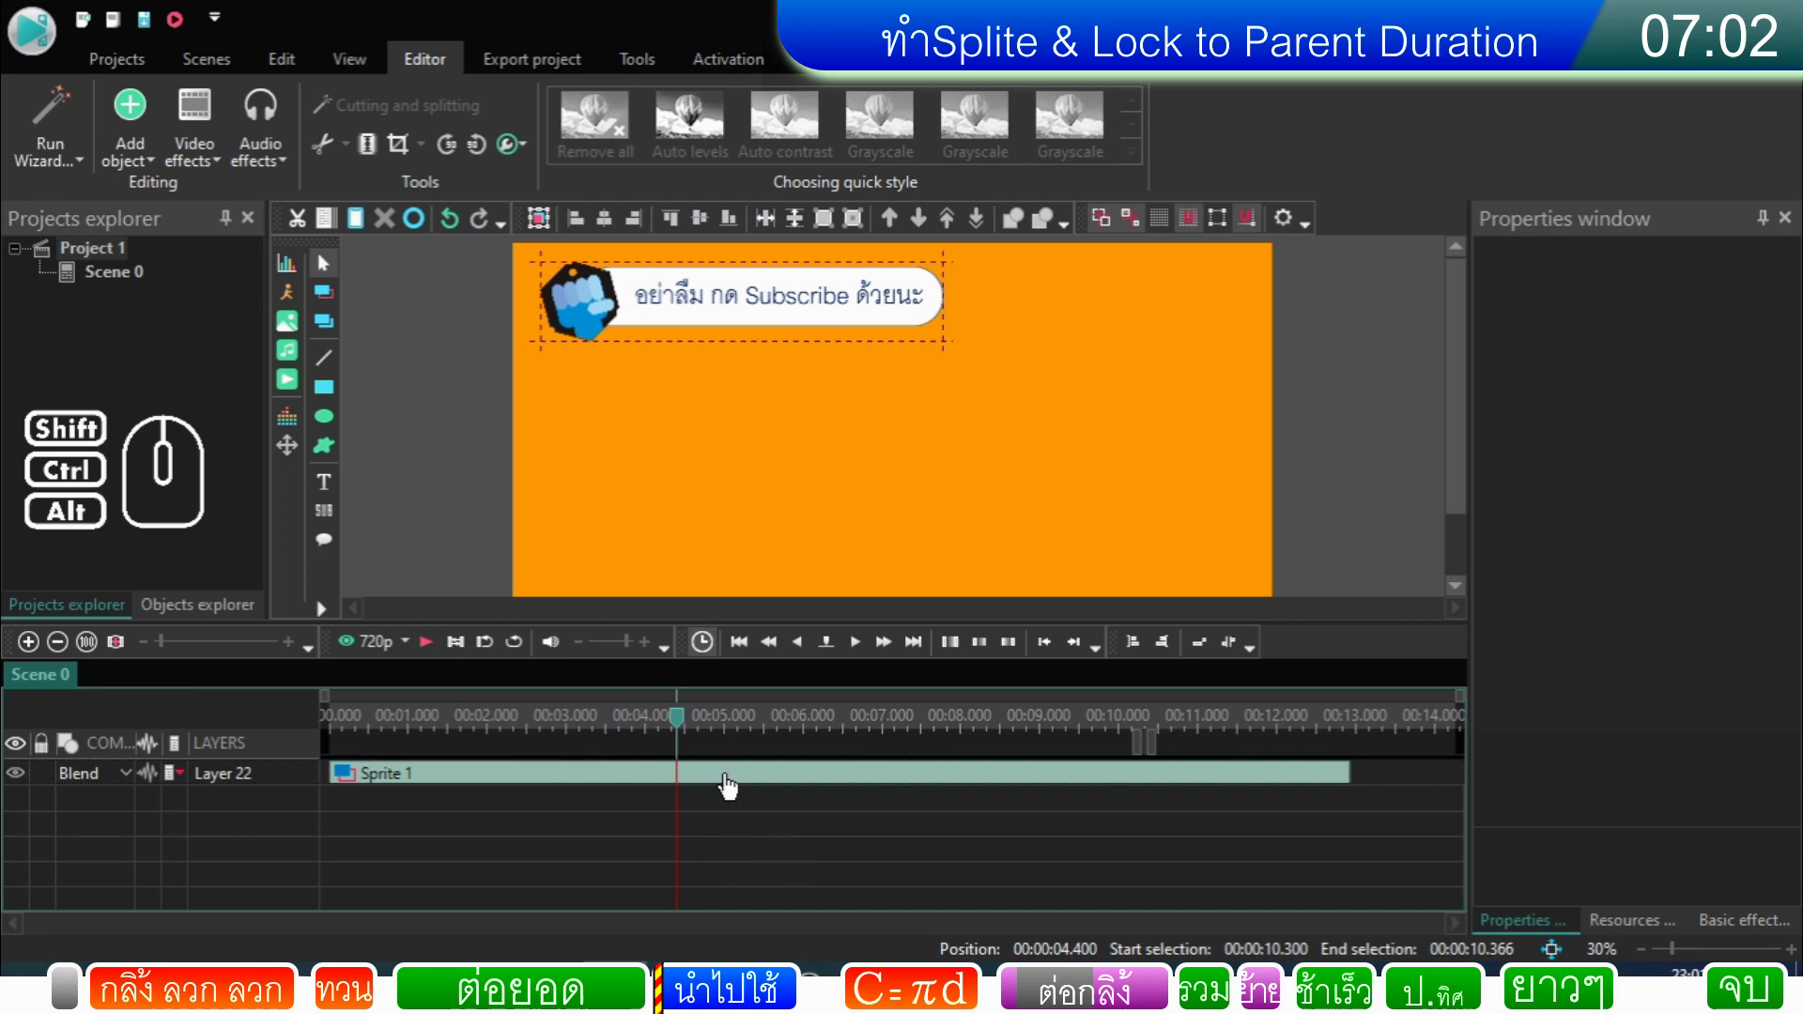
Step: Inside Sprite 1, move the last logo clip (logo yatte logo full_3) to follow Text 1
left_click(733, 786)
left_click(747, 824)
left_click(749, 785)
double_click(748, 785)
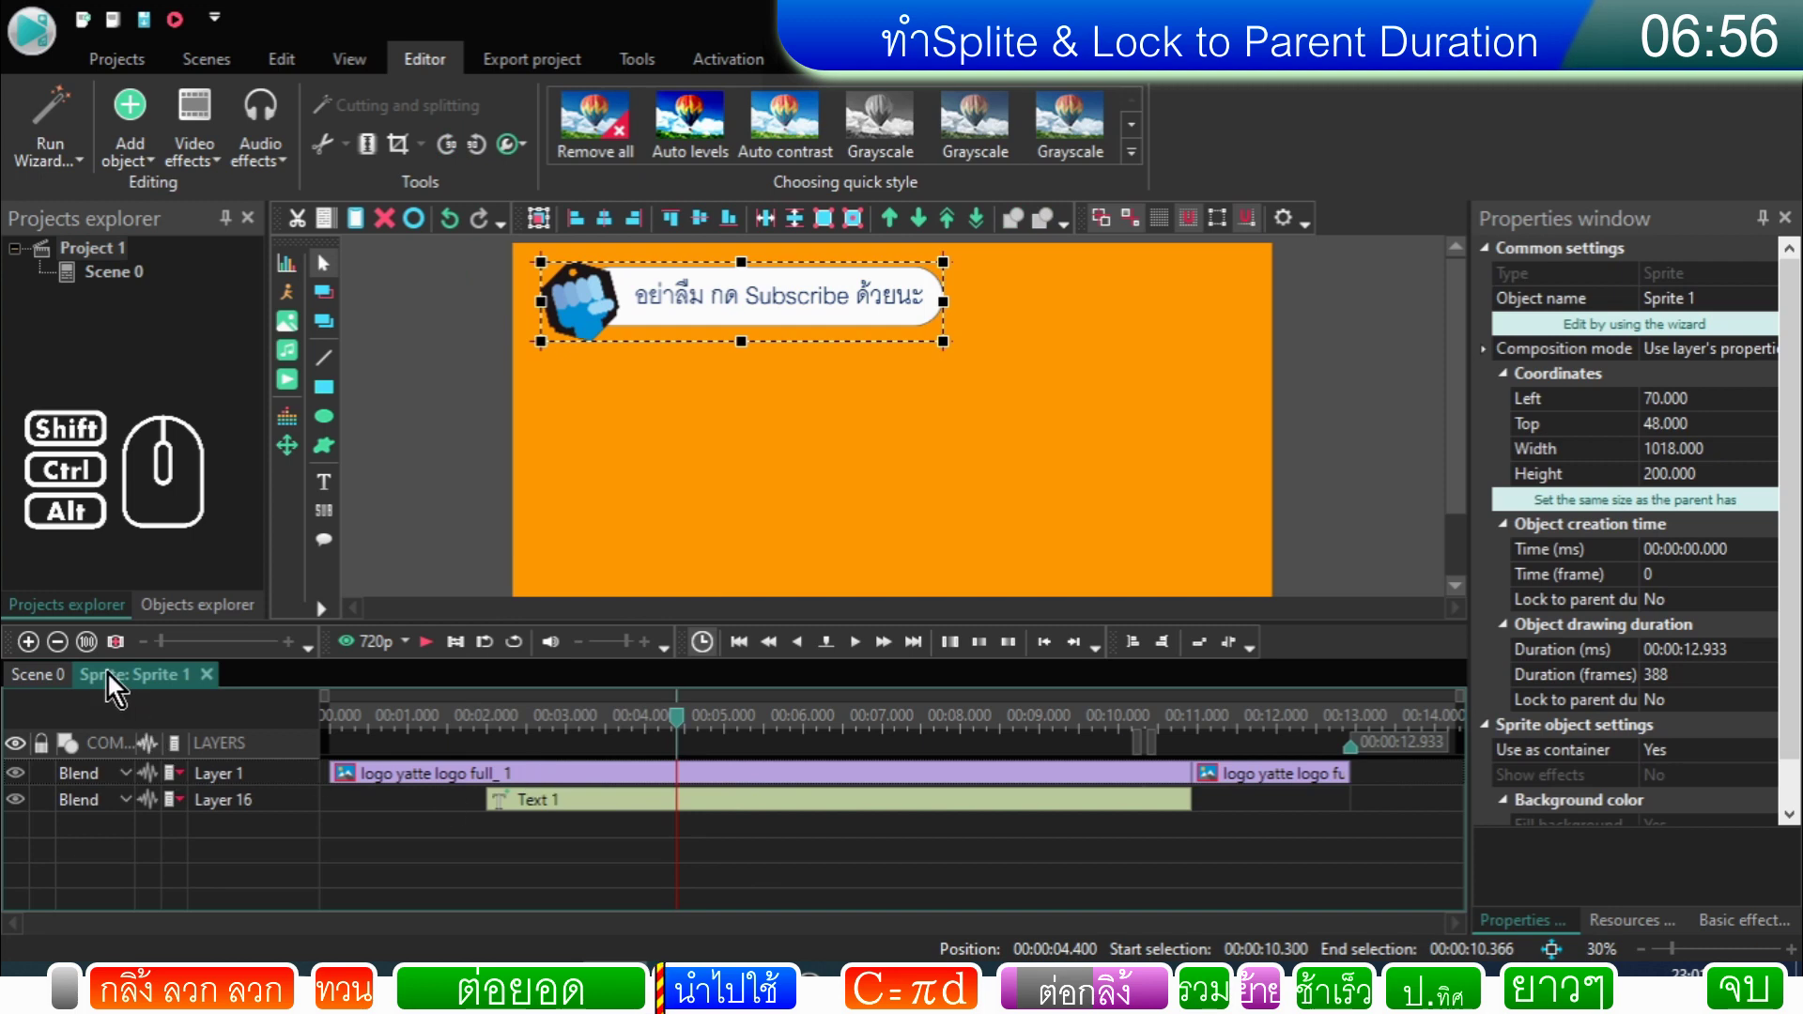
left_click(846, 861)
left_click(1271, 786)
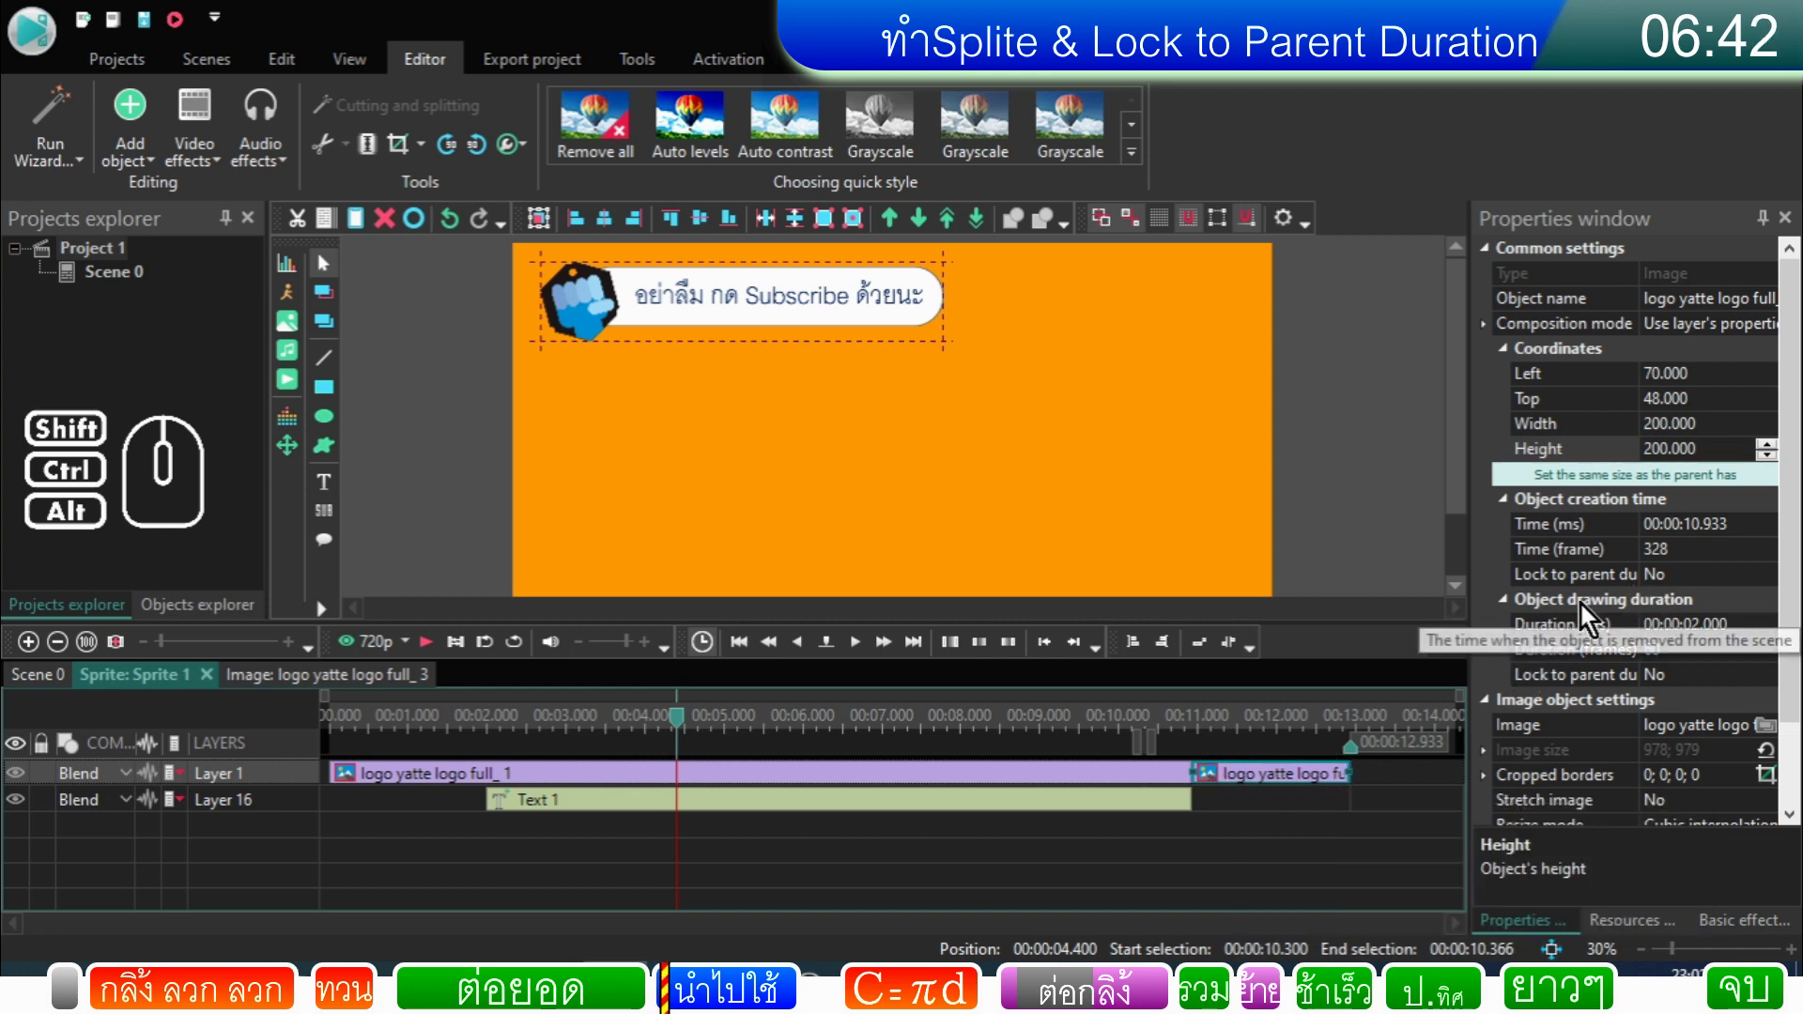
left_click(58, 683)
left_click(1081, 844)
left_click(1251, 784)
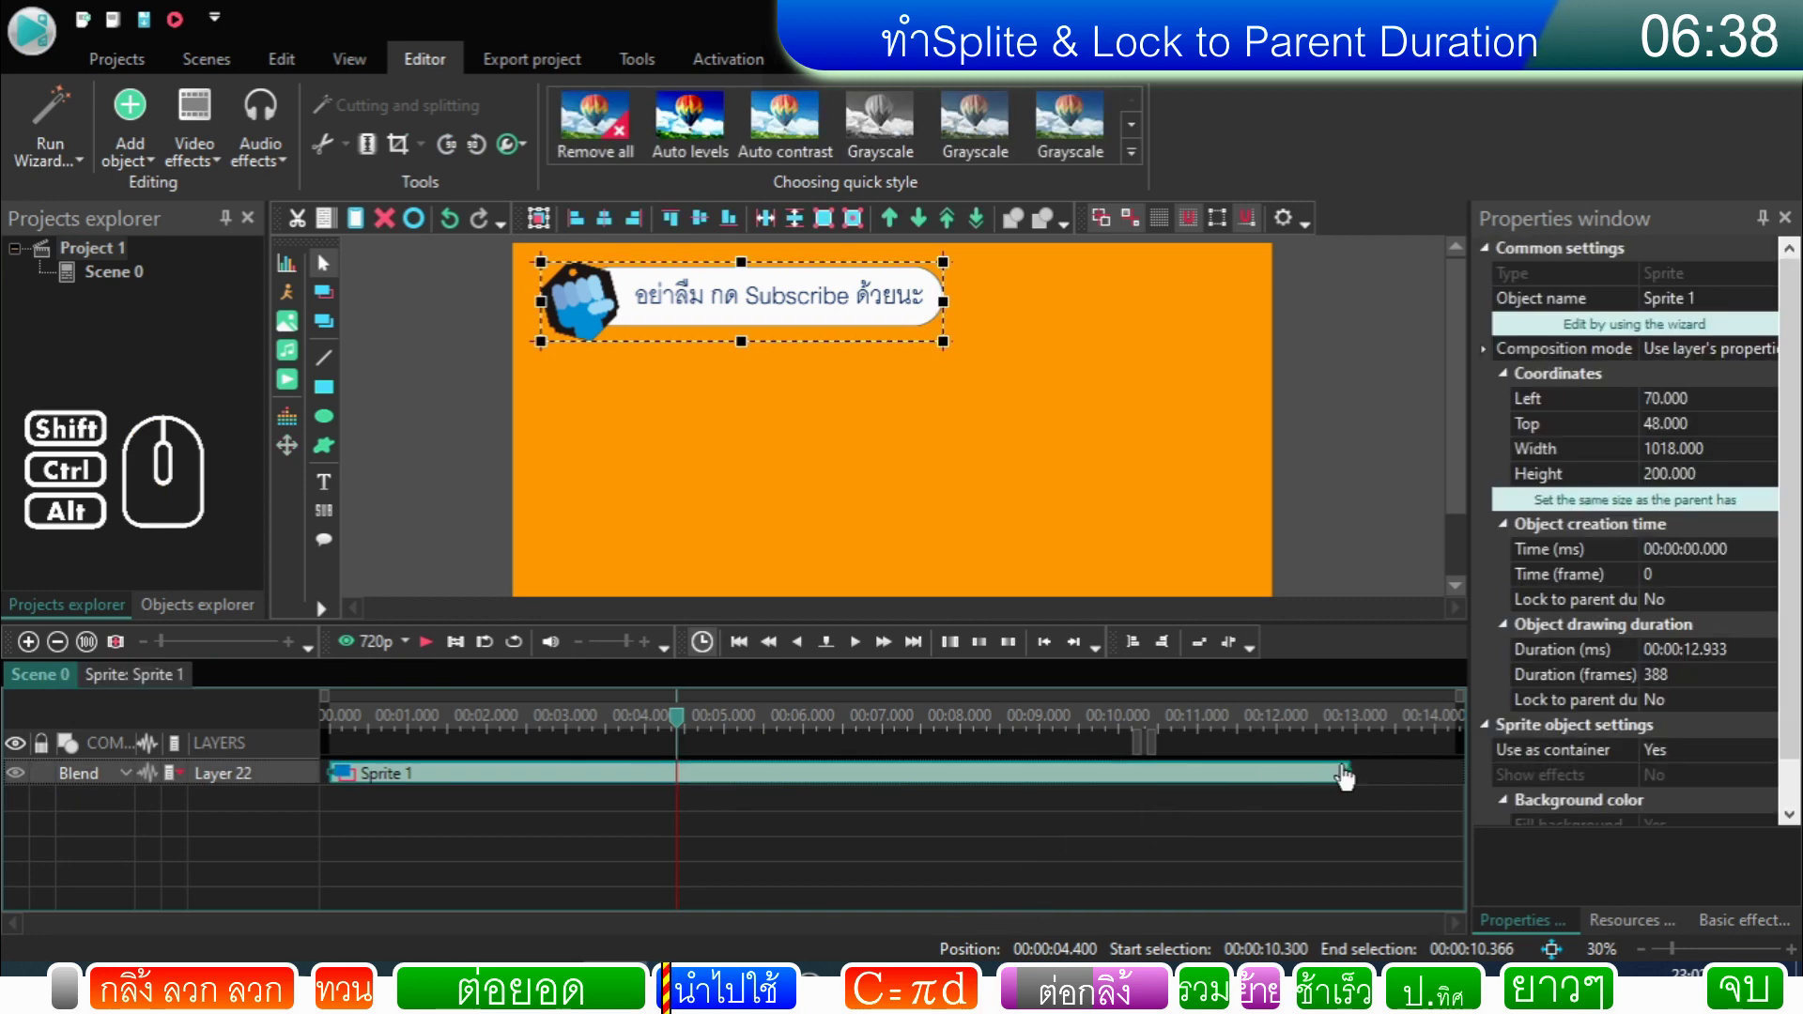
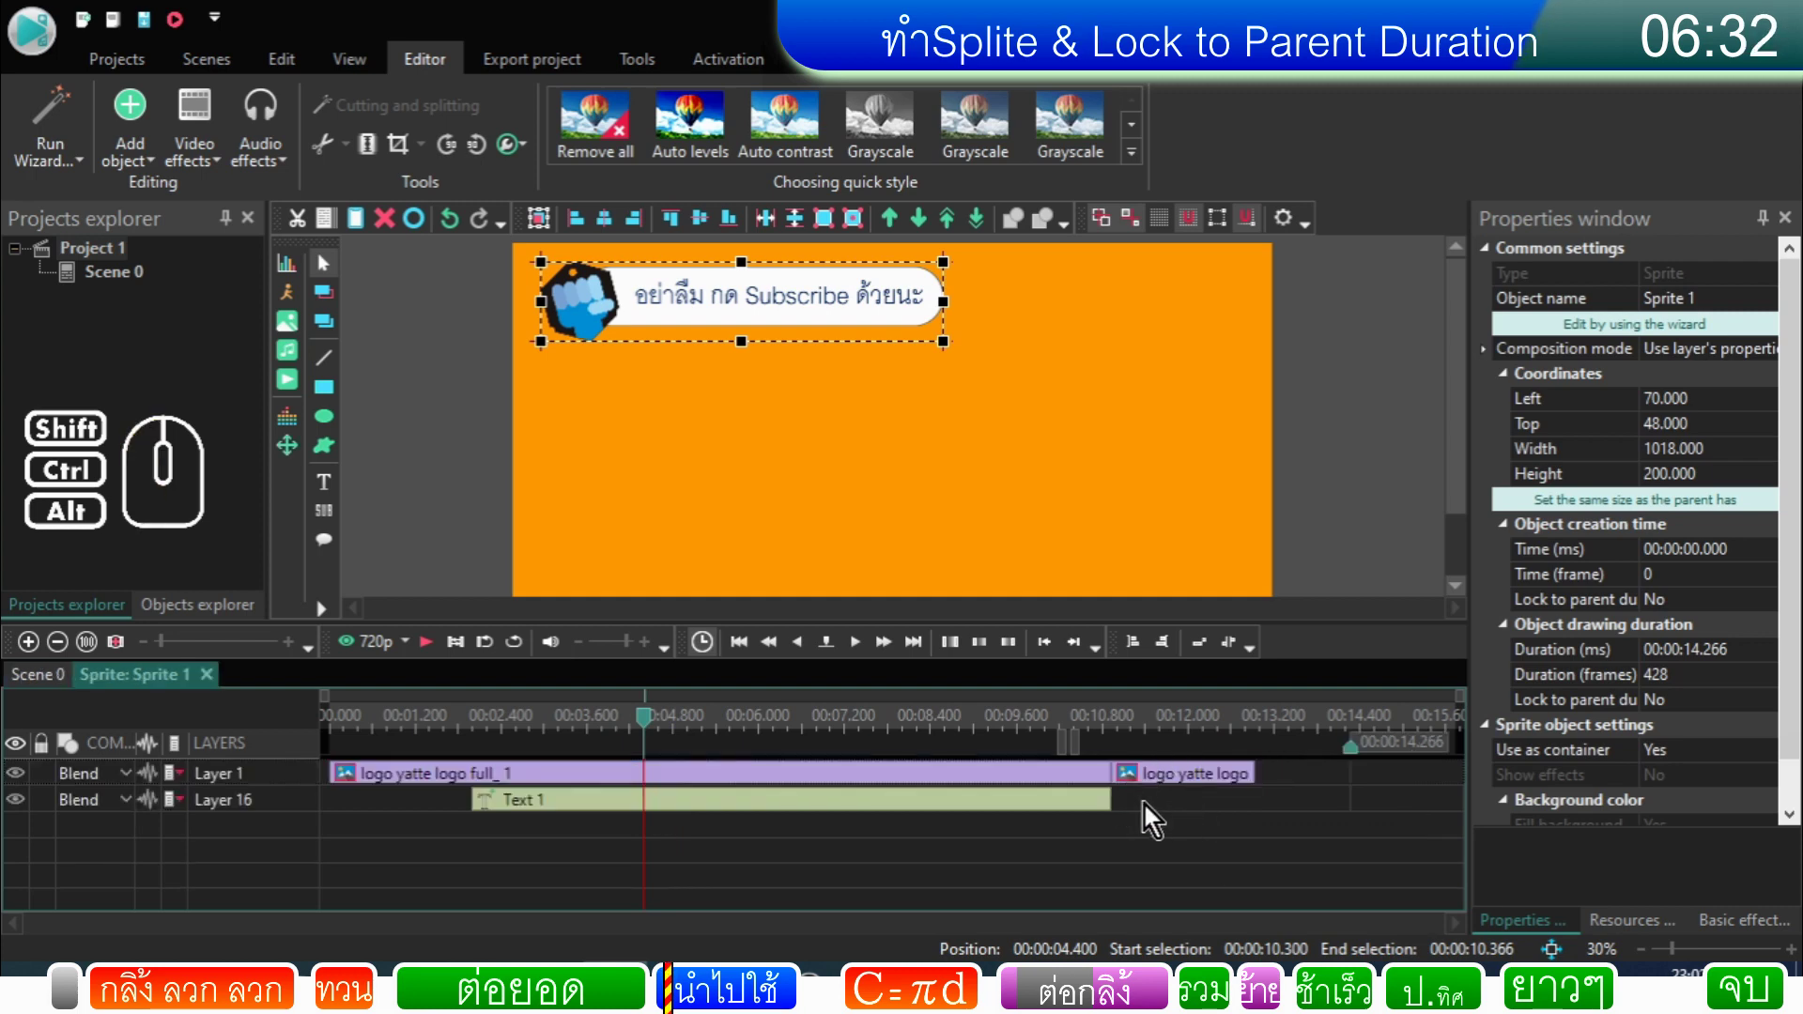
left_click_drag(1209, 783, 1307, 787)
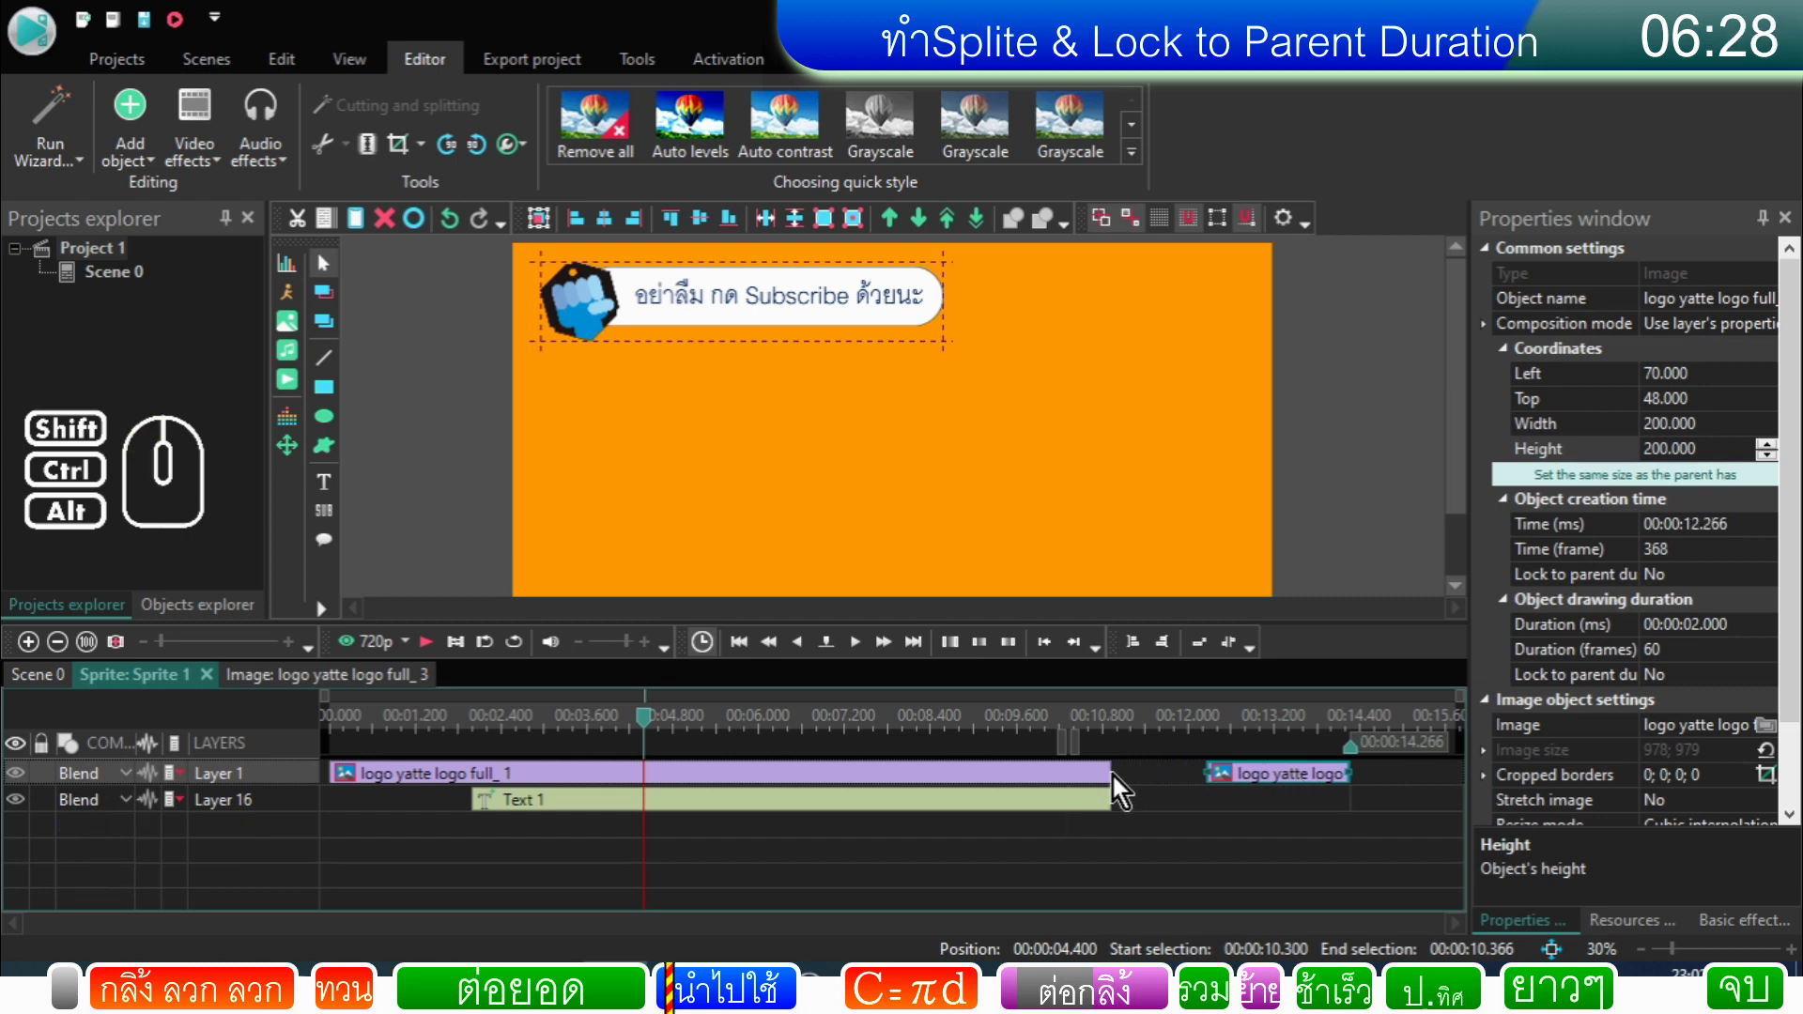
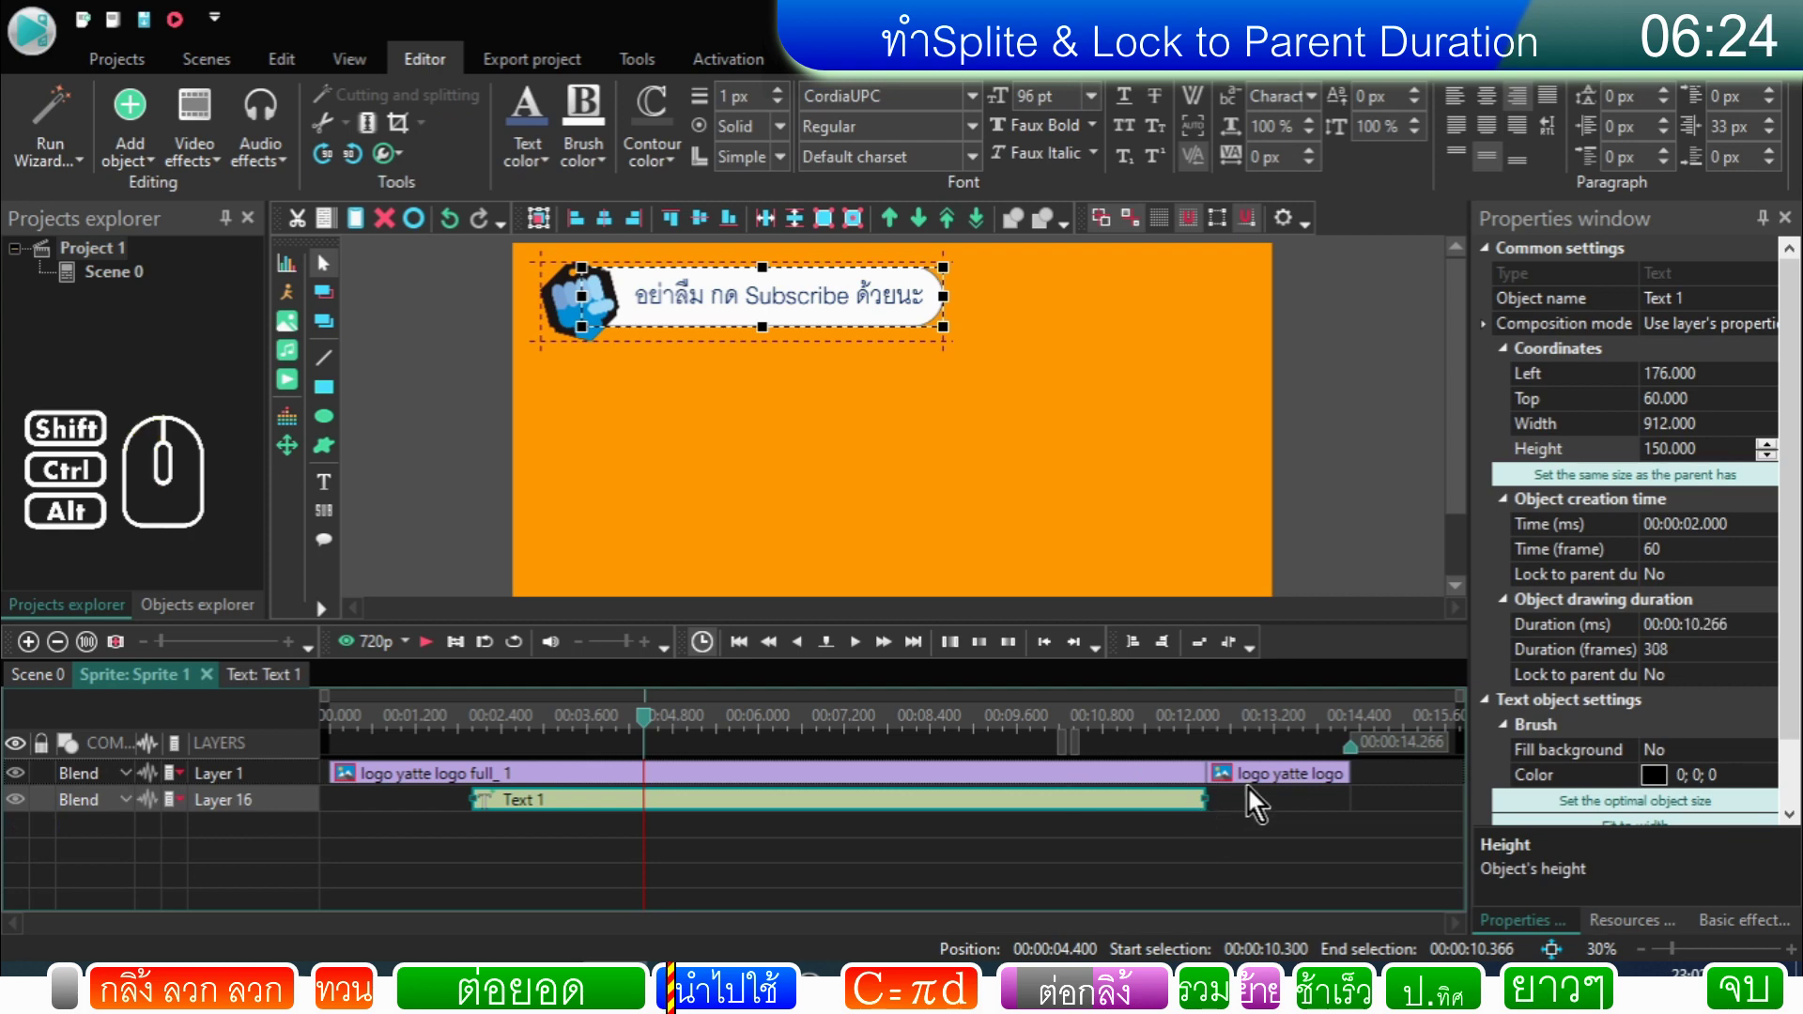
Step: Set Lock to parent duration to Yes for the logo clips and the Subscribe text
left_click(1270, 788)
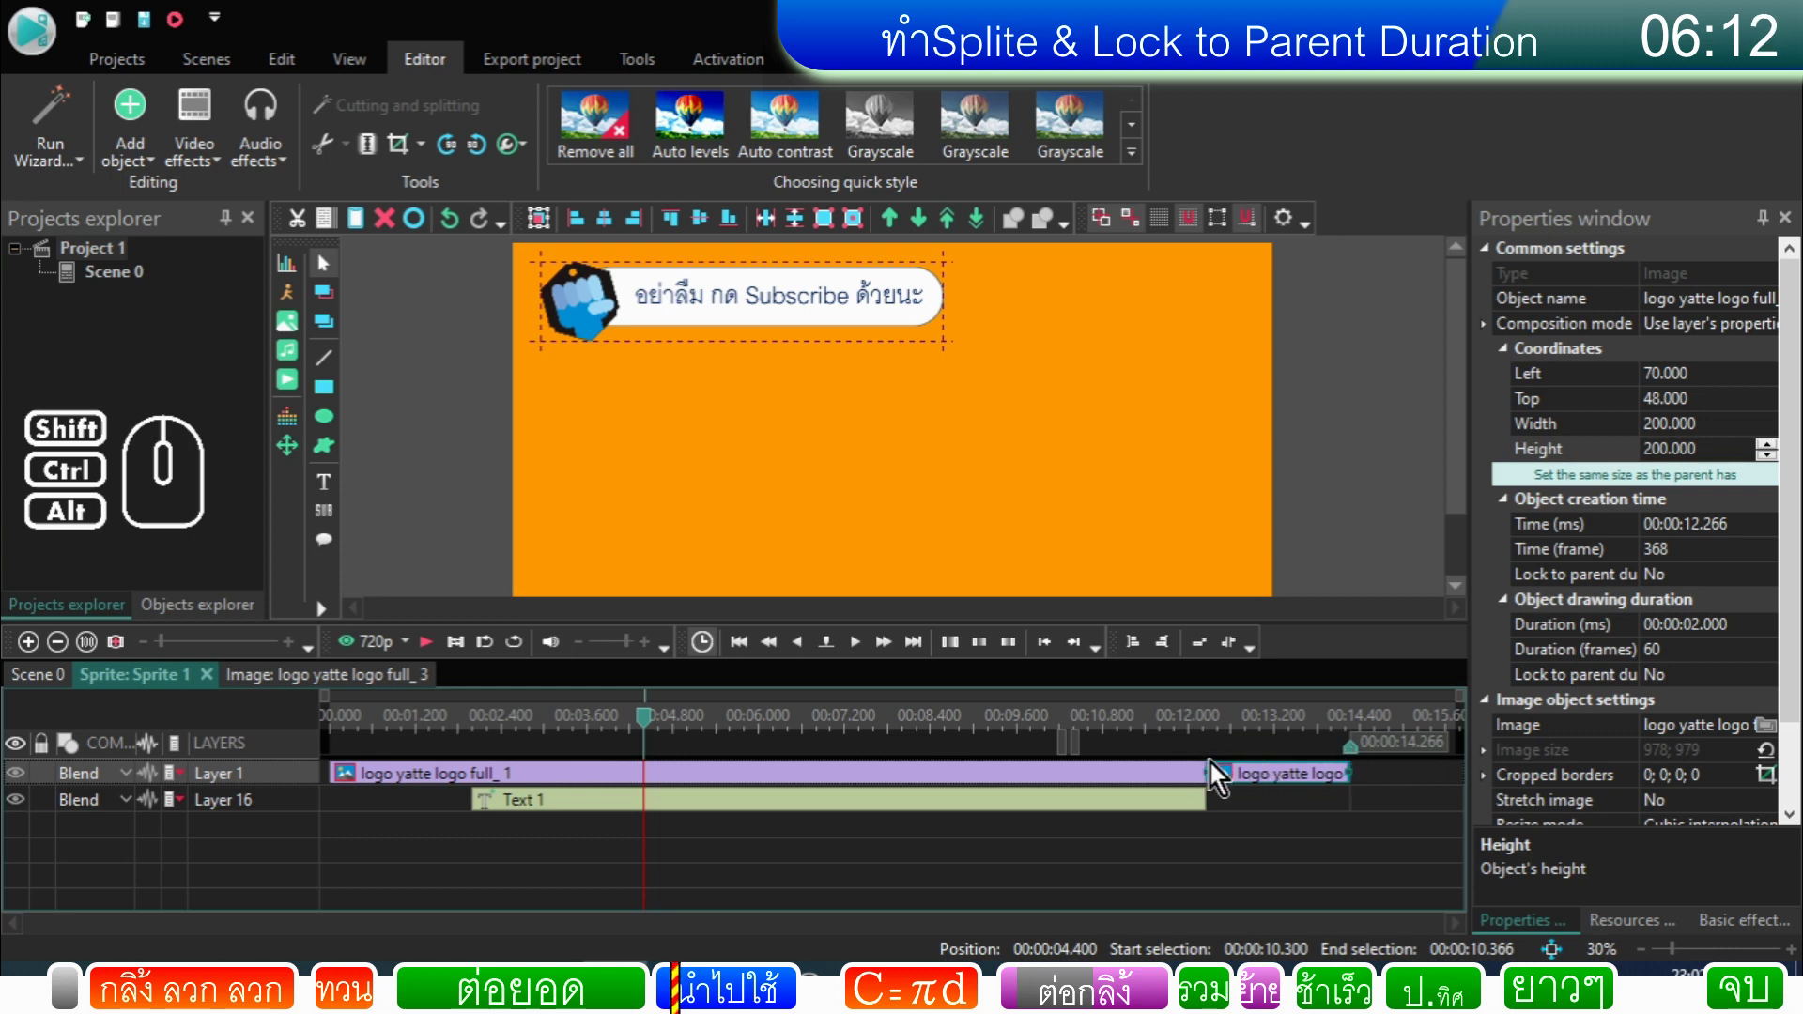
double_click(1687, 584)
double_click(1682, 689)
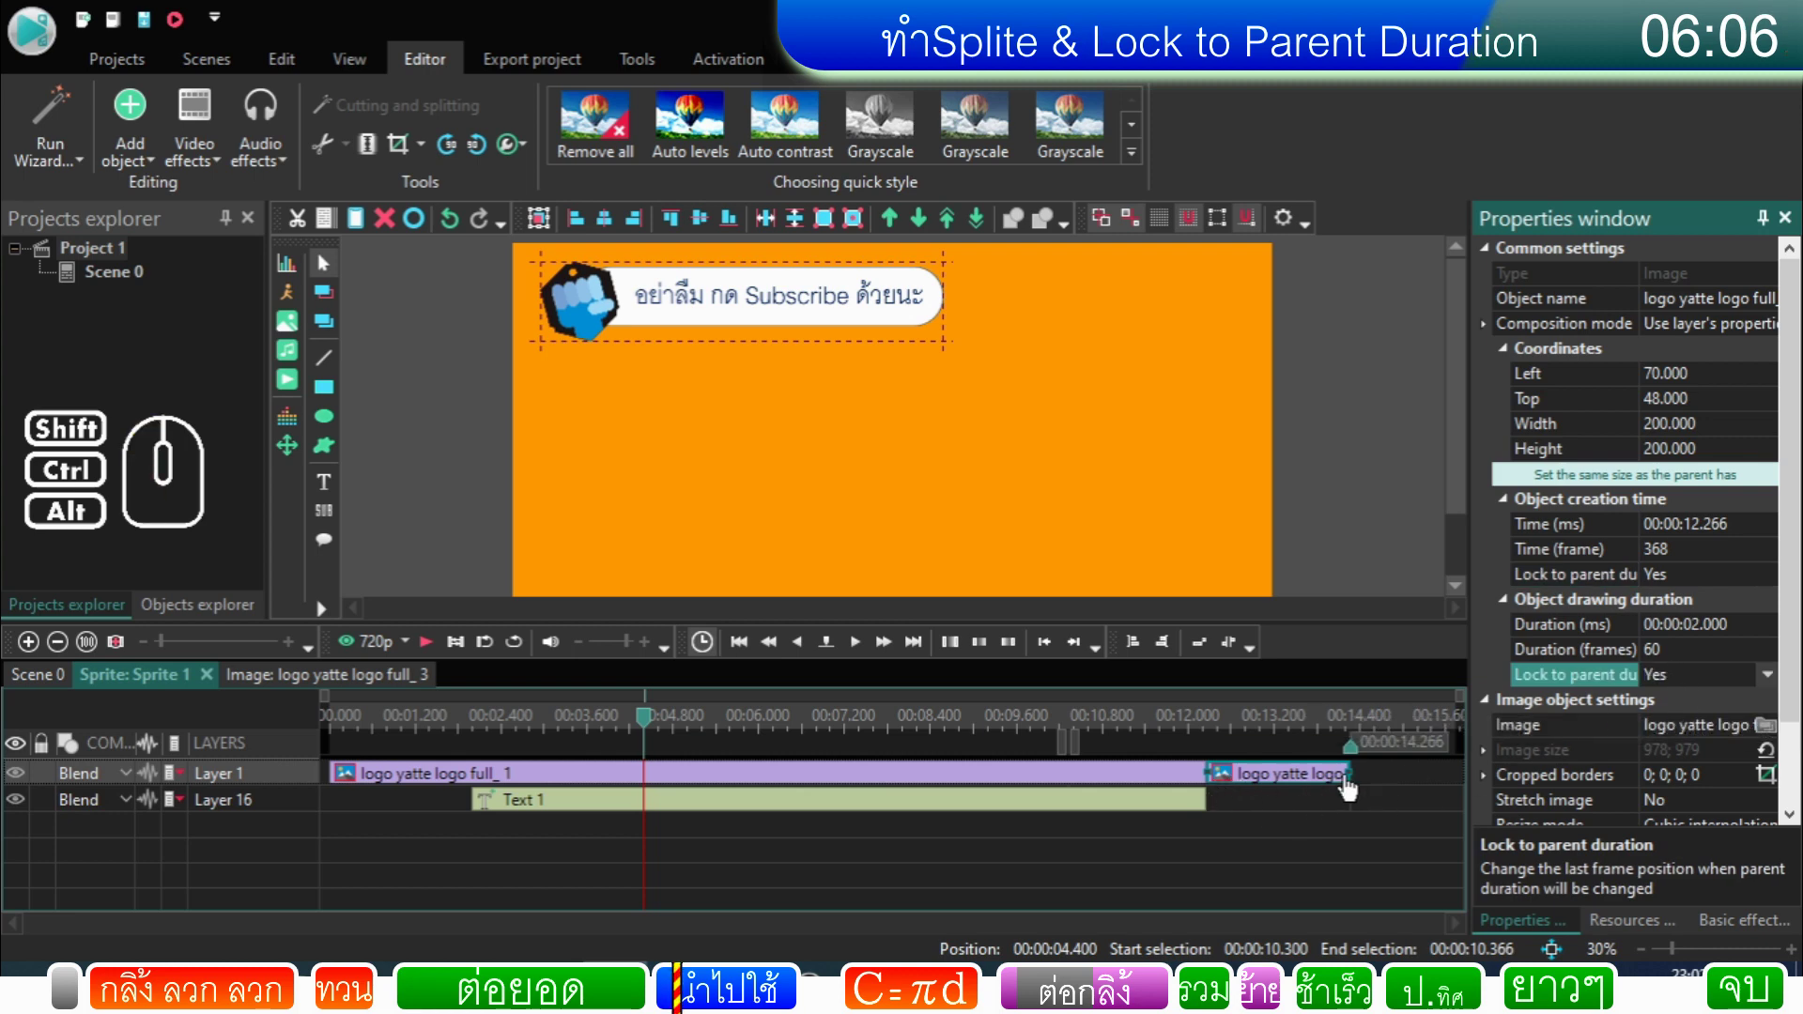
left_click(1186, 779)
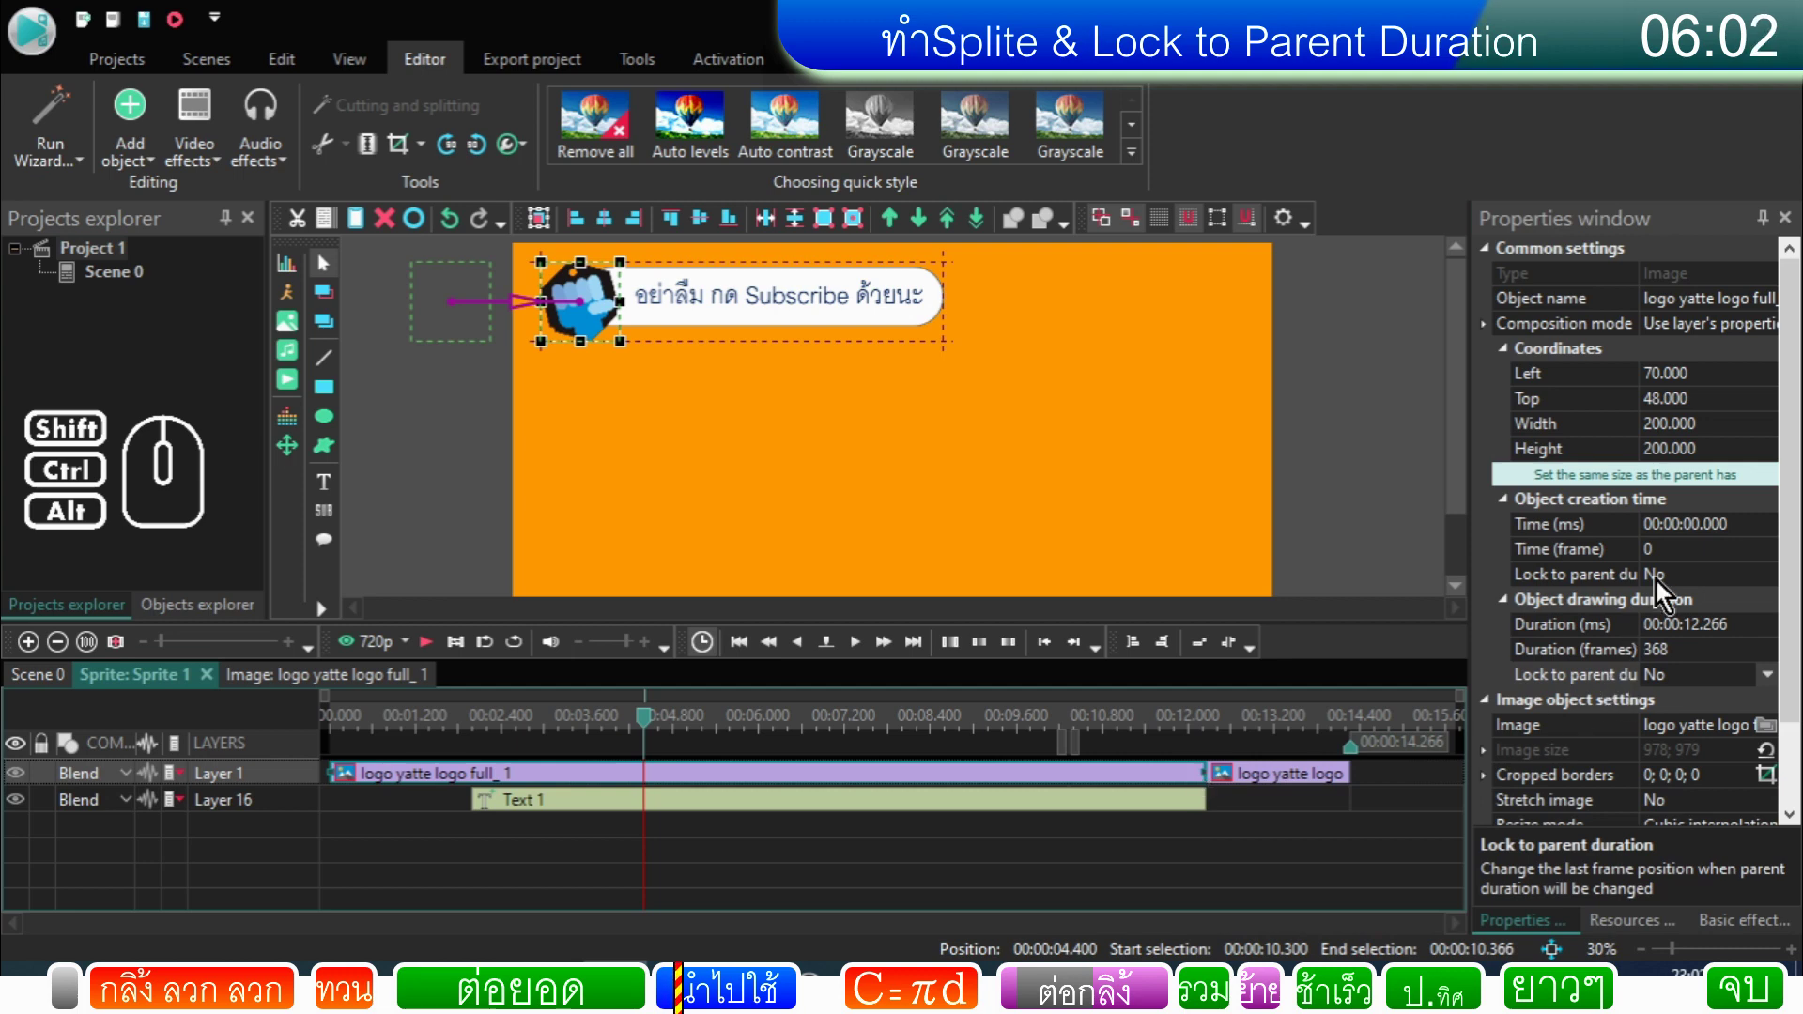
double_click(1679, 687)
left_click(1170, 813)
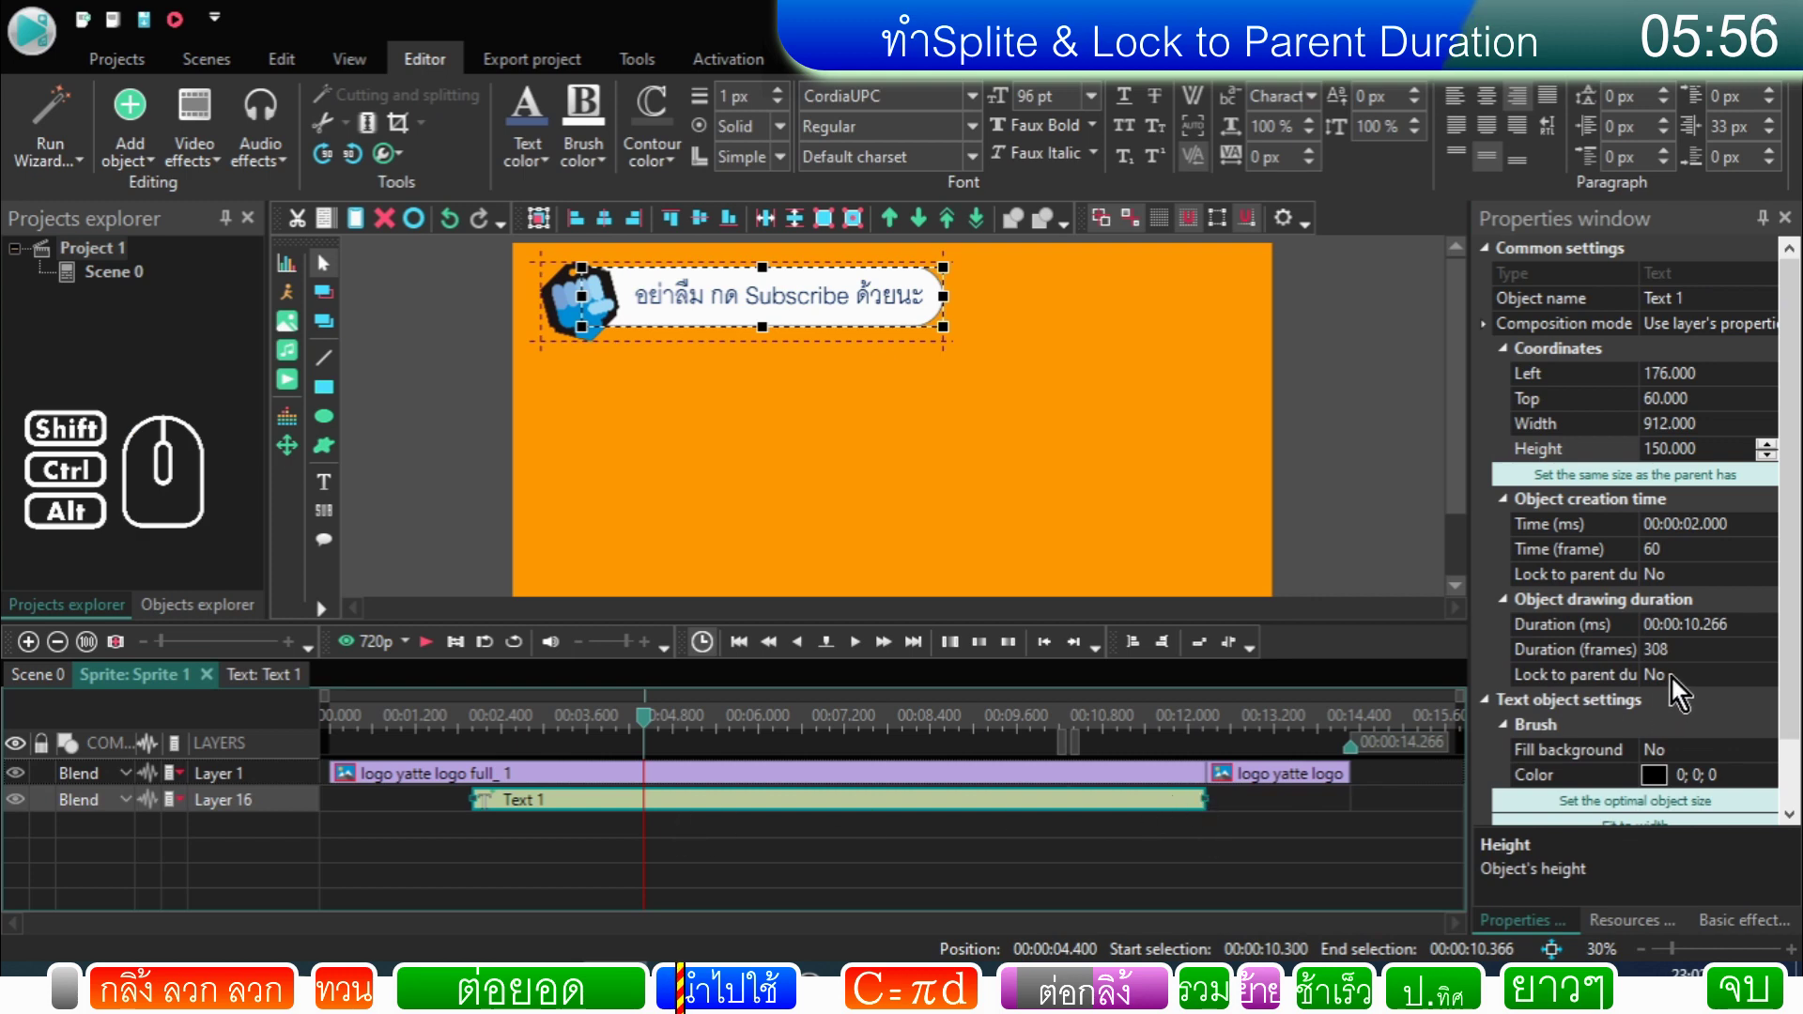
double_click(1675, 682)
left_click(1299, 828)
left_click_drag(1362, 763, 1235, 766)
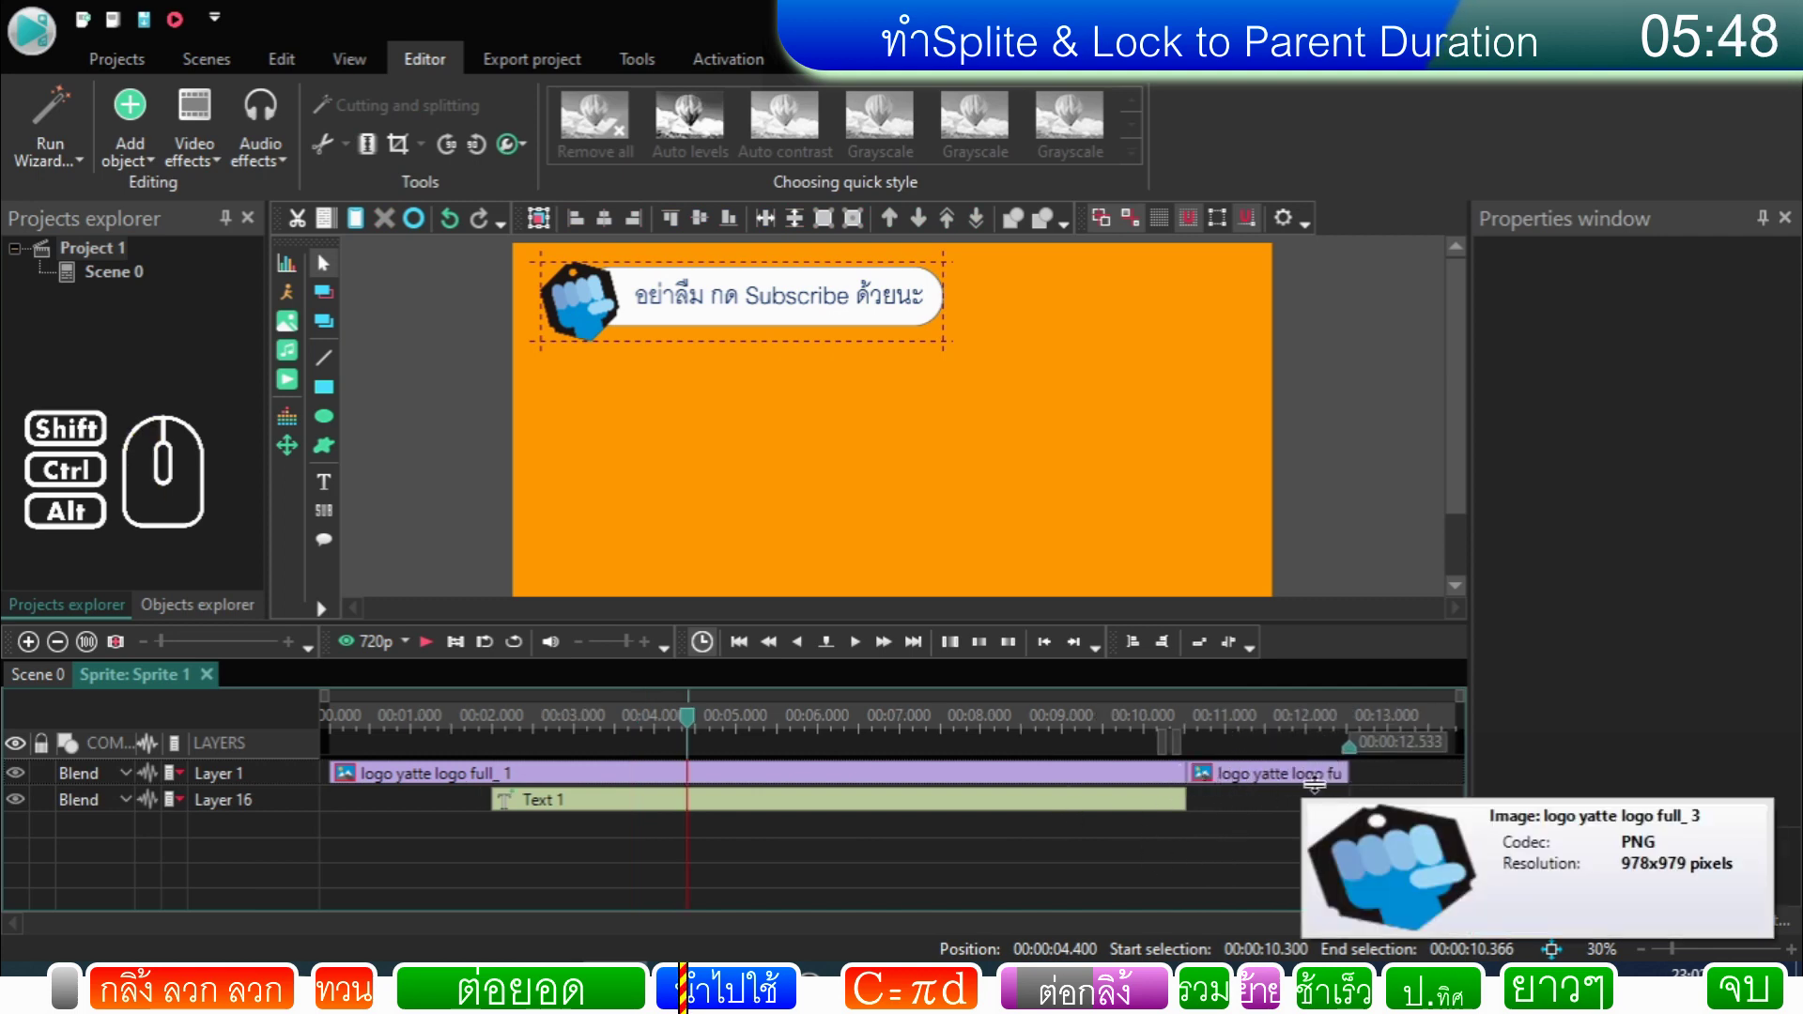
Step: Inside Text 1, move Push 2 to the text's end and lock the rounded rectangle to parent duration
double_click(748, 806)
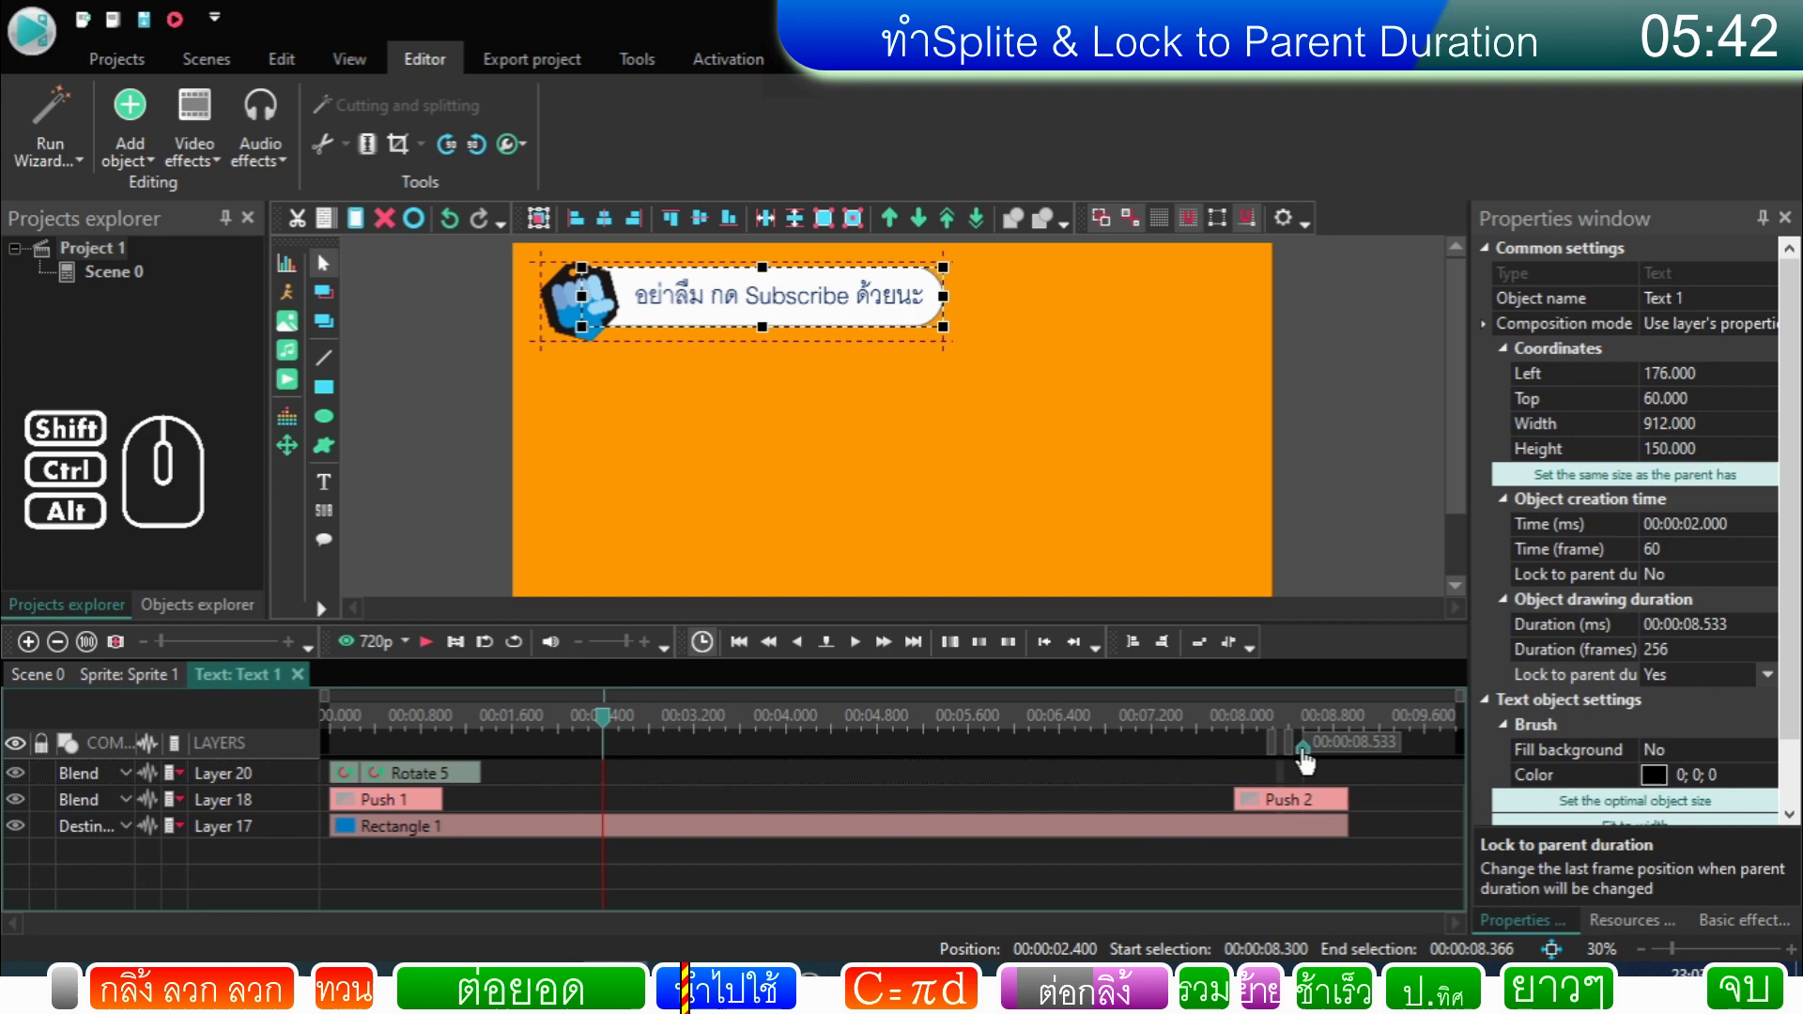
left_click(1322, 806)
left_click_drag(1323, 809, 1282, 811)
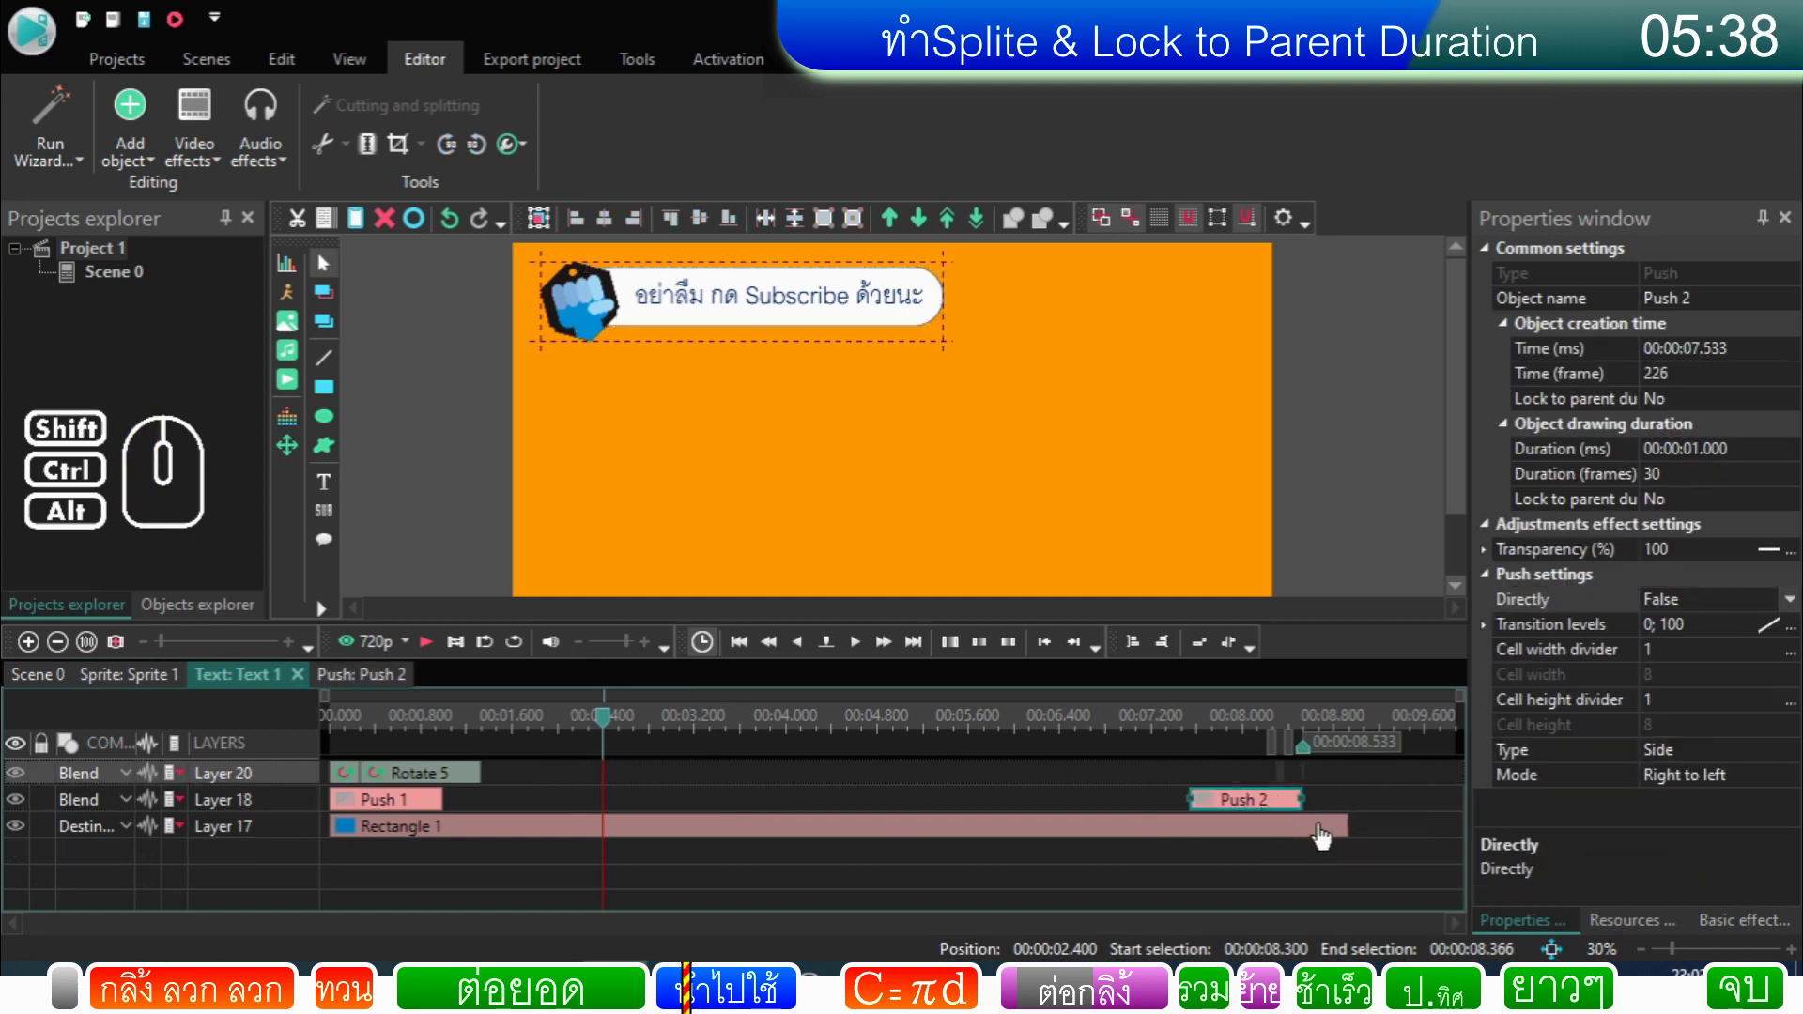
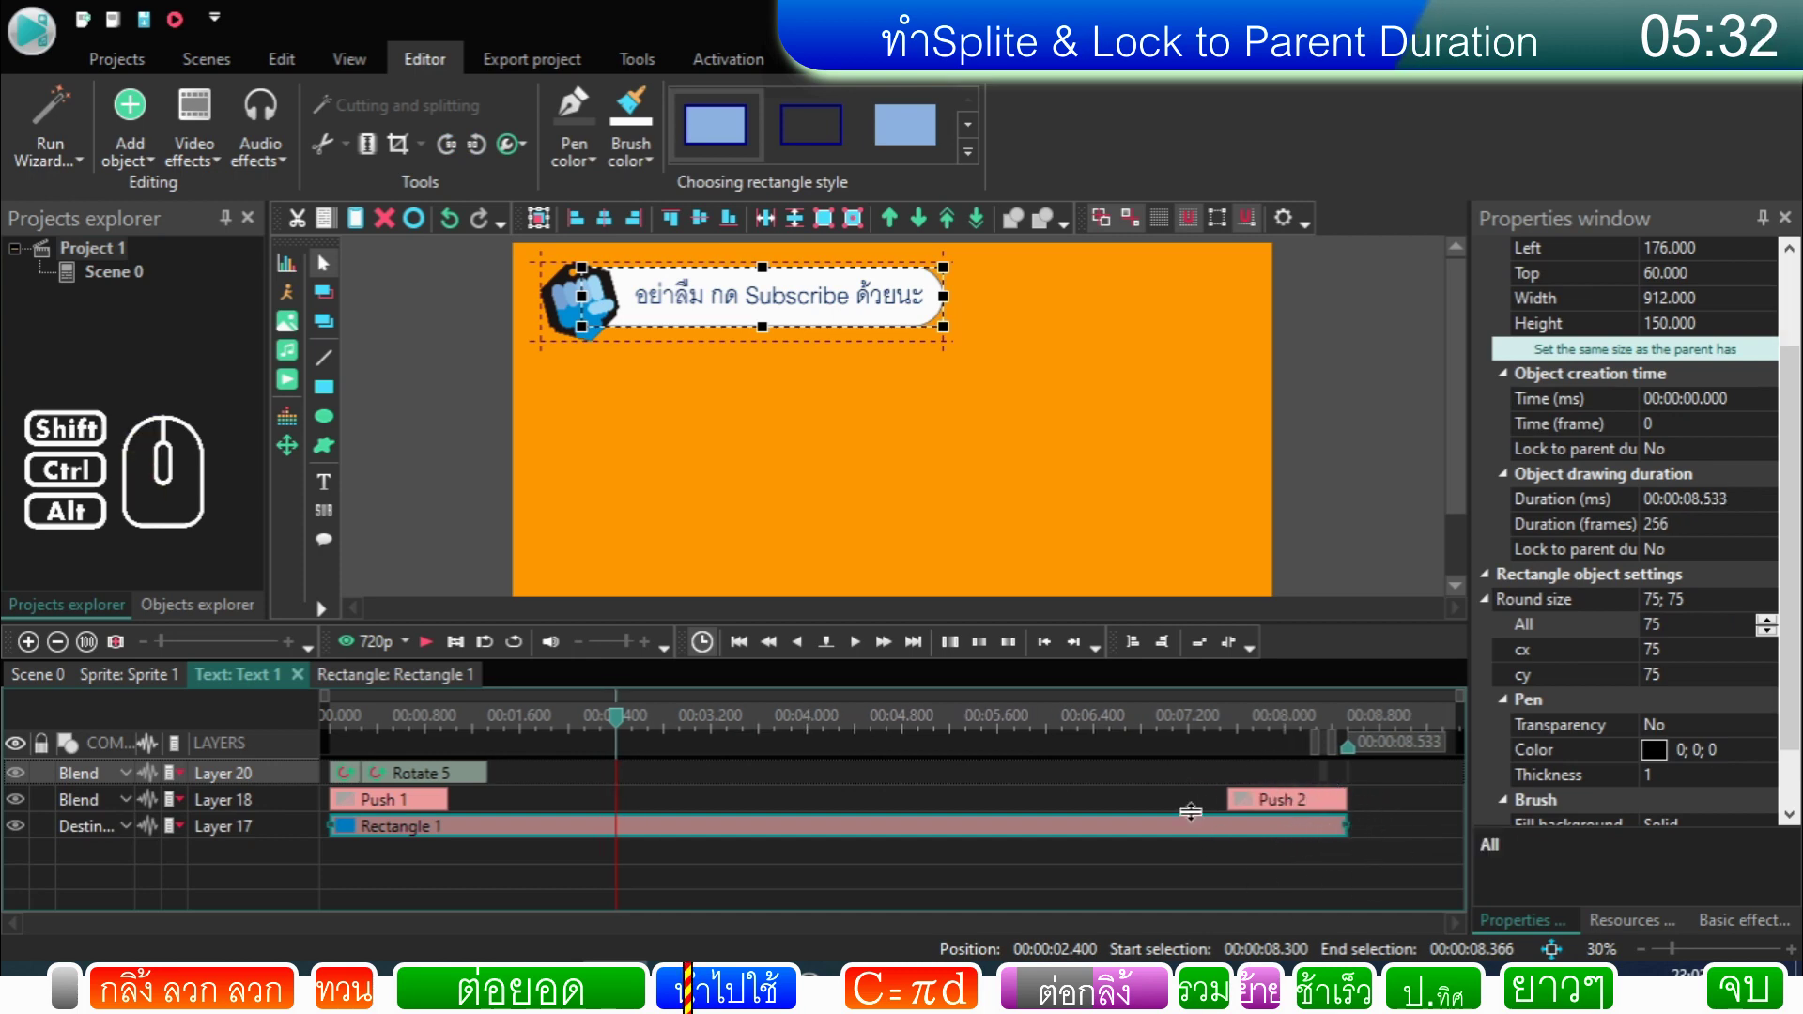
left_click(1316, 838)
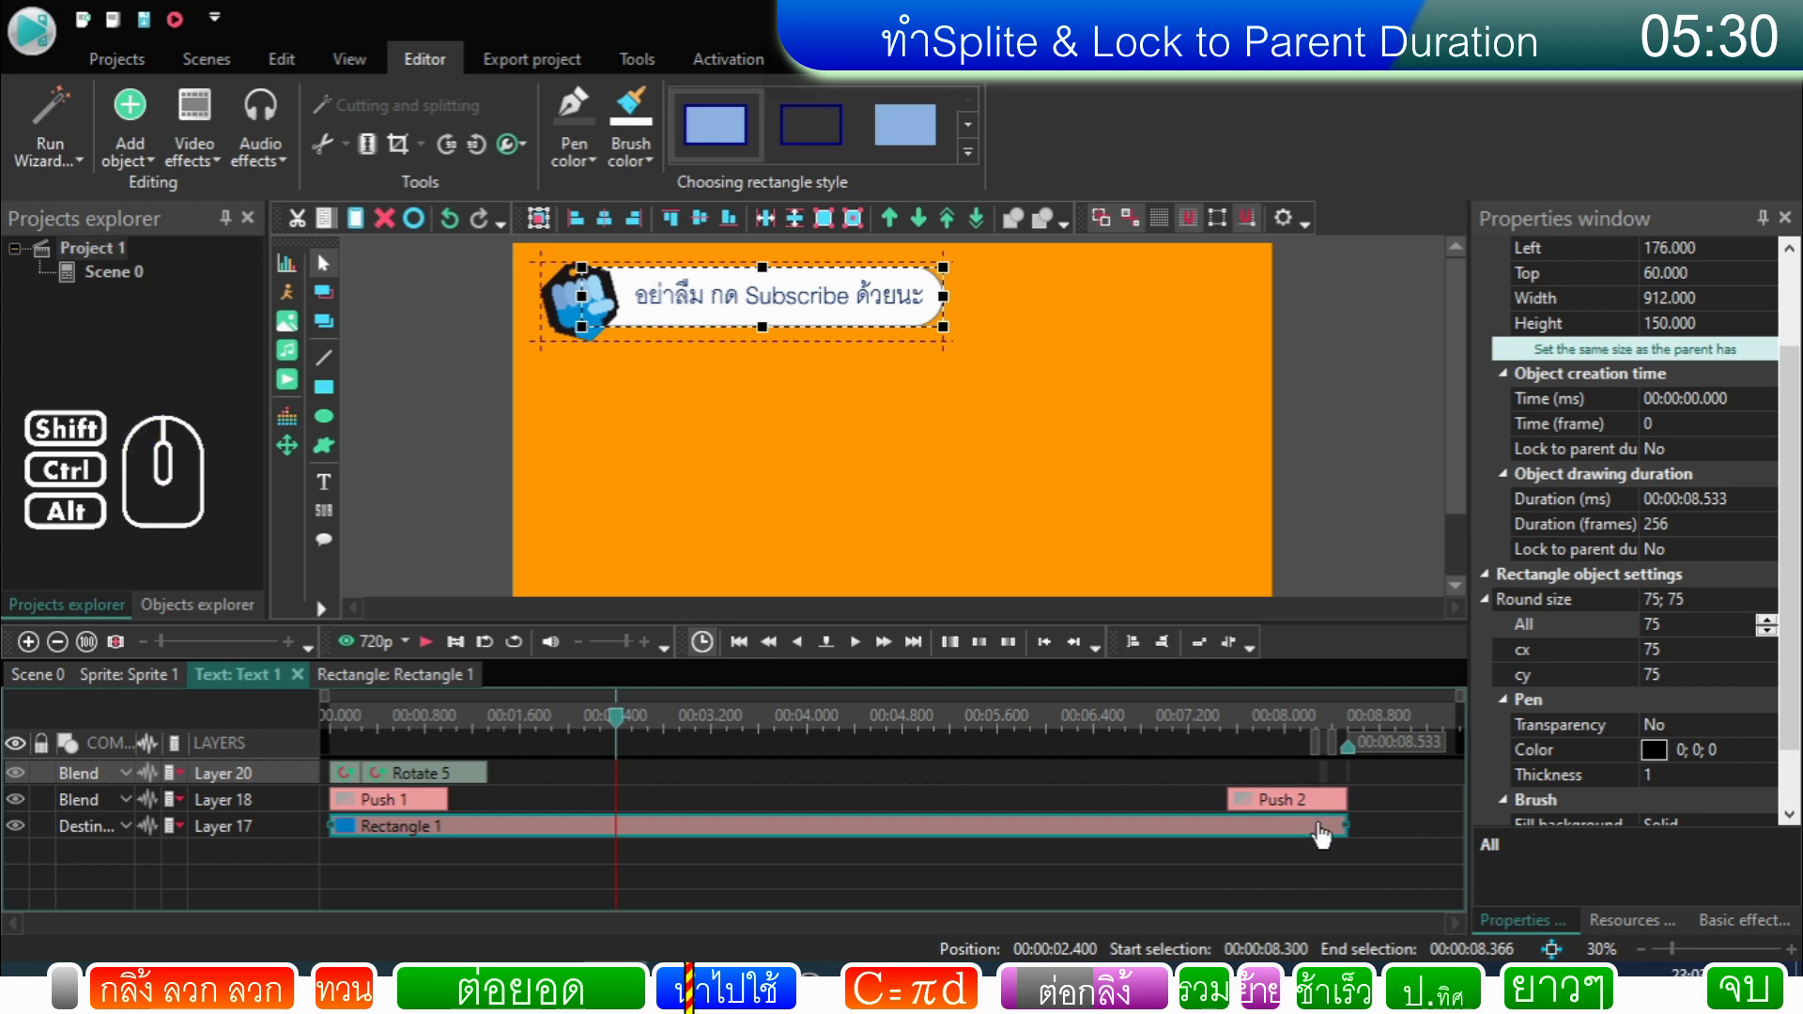
left_click(1327, 836)
double_click(1681, 566)
Step: Set Push 2's Lock to parent duration fields to Yes and return to Scene 0
left_click(1333, 808)
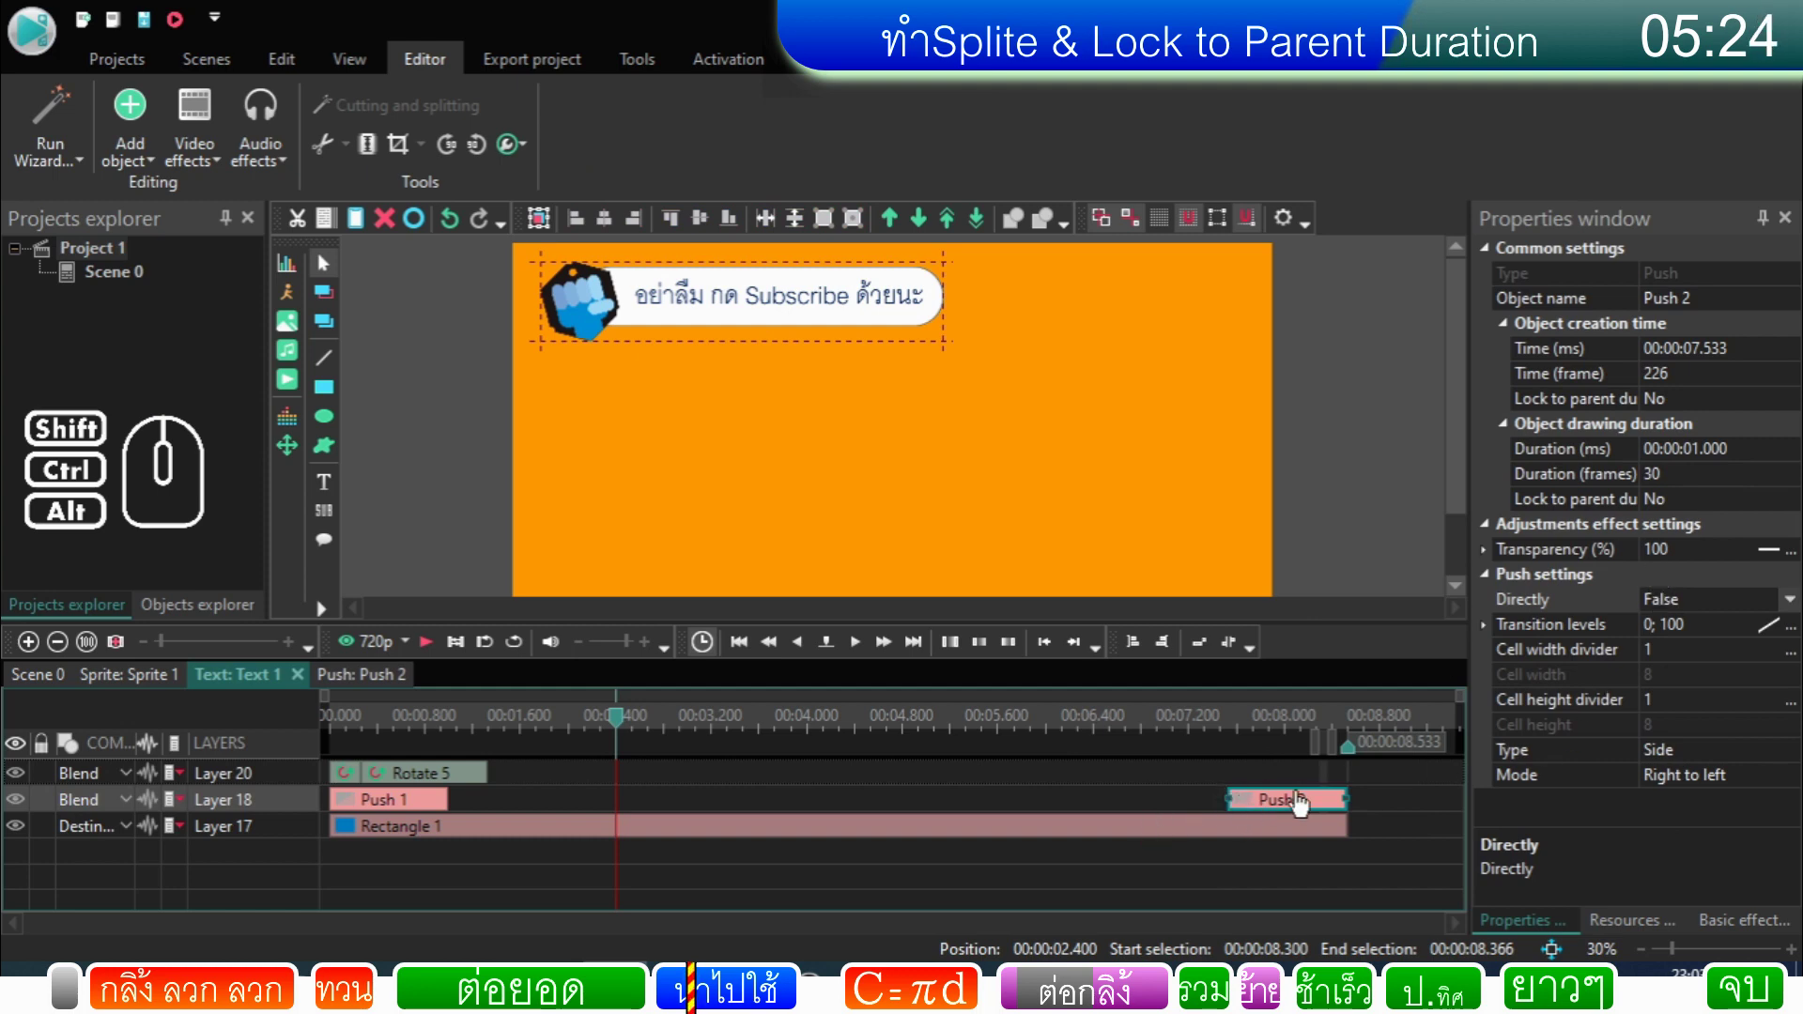
double_click(1701, 410)
double_click(1693, 510)
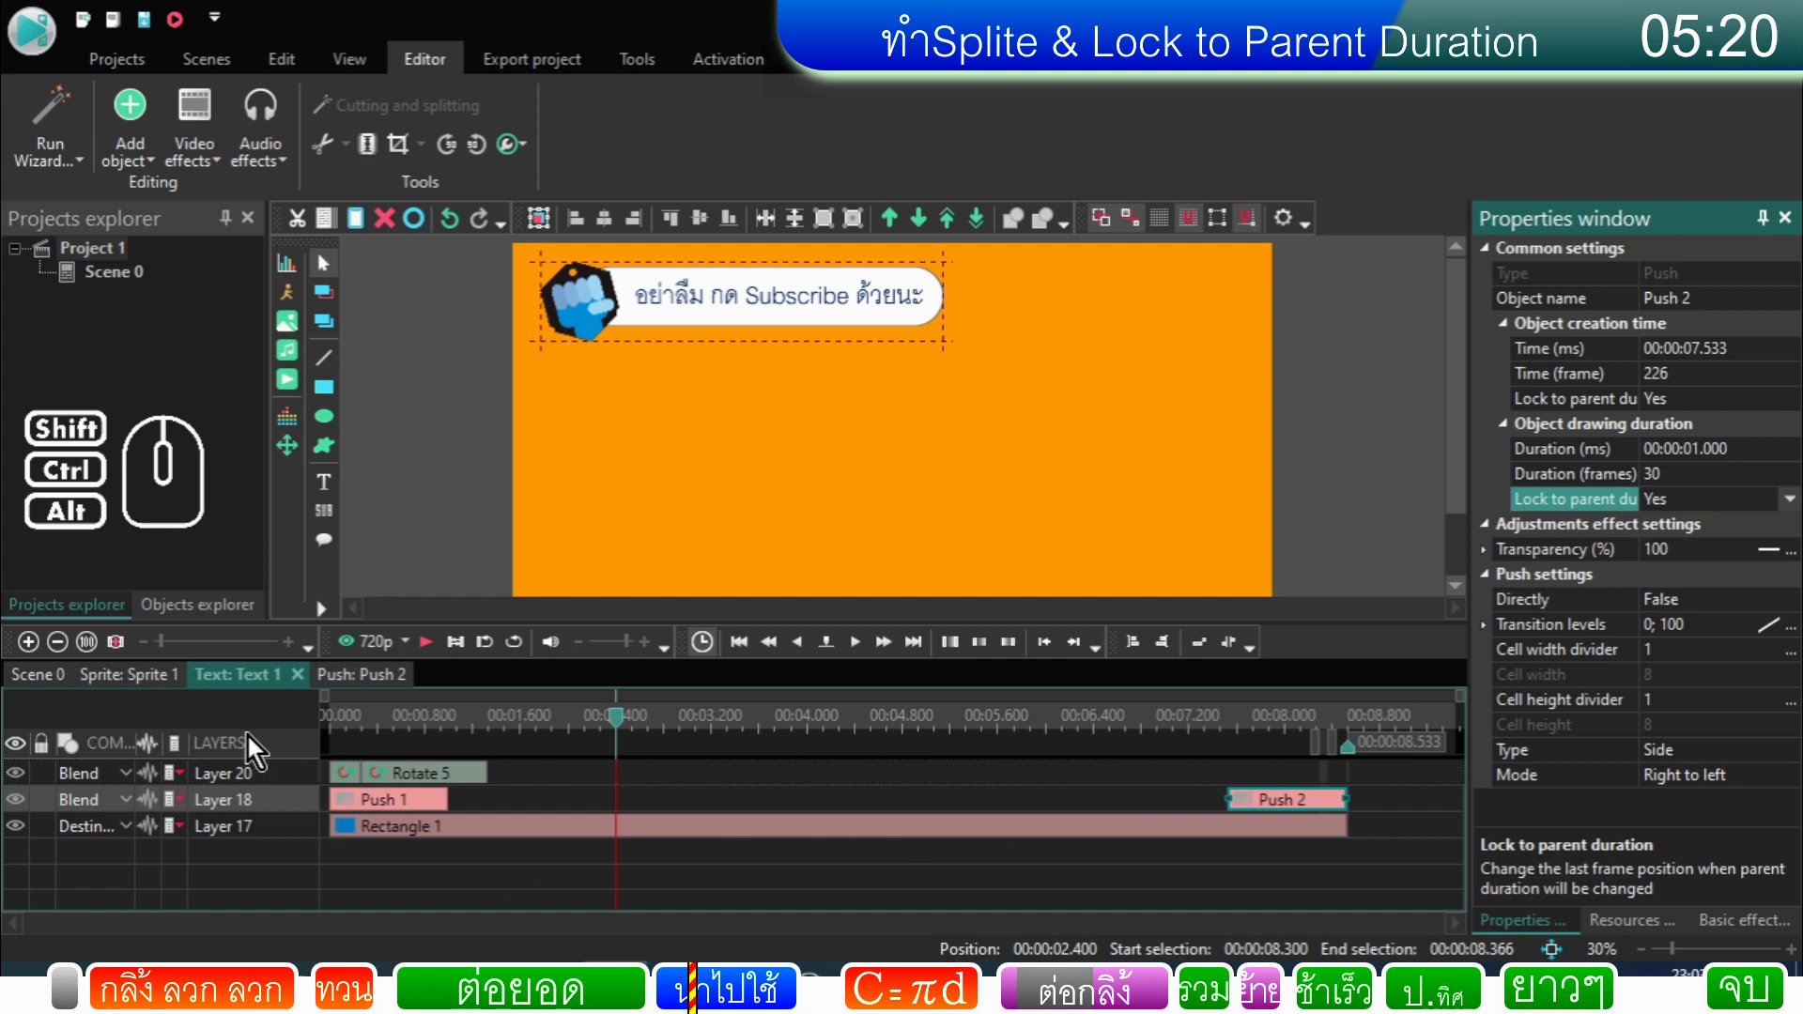
left_click(149, 685)
left_click(1218, 851)
left_click(69, 685)
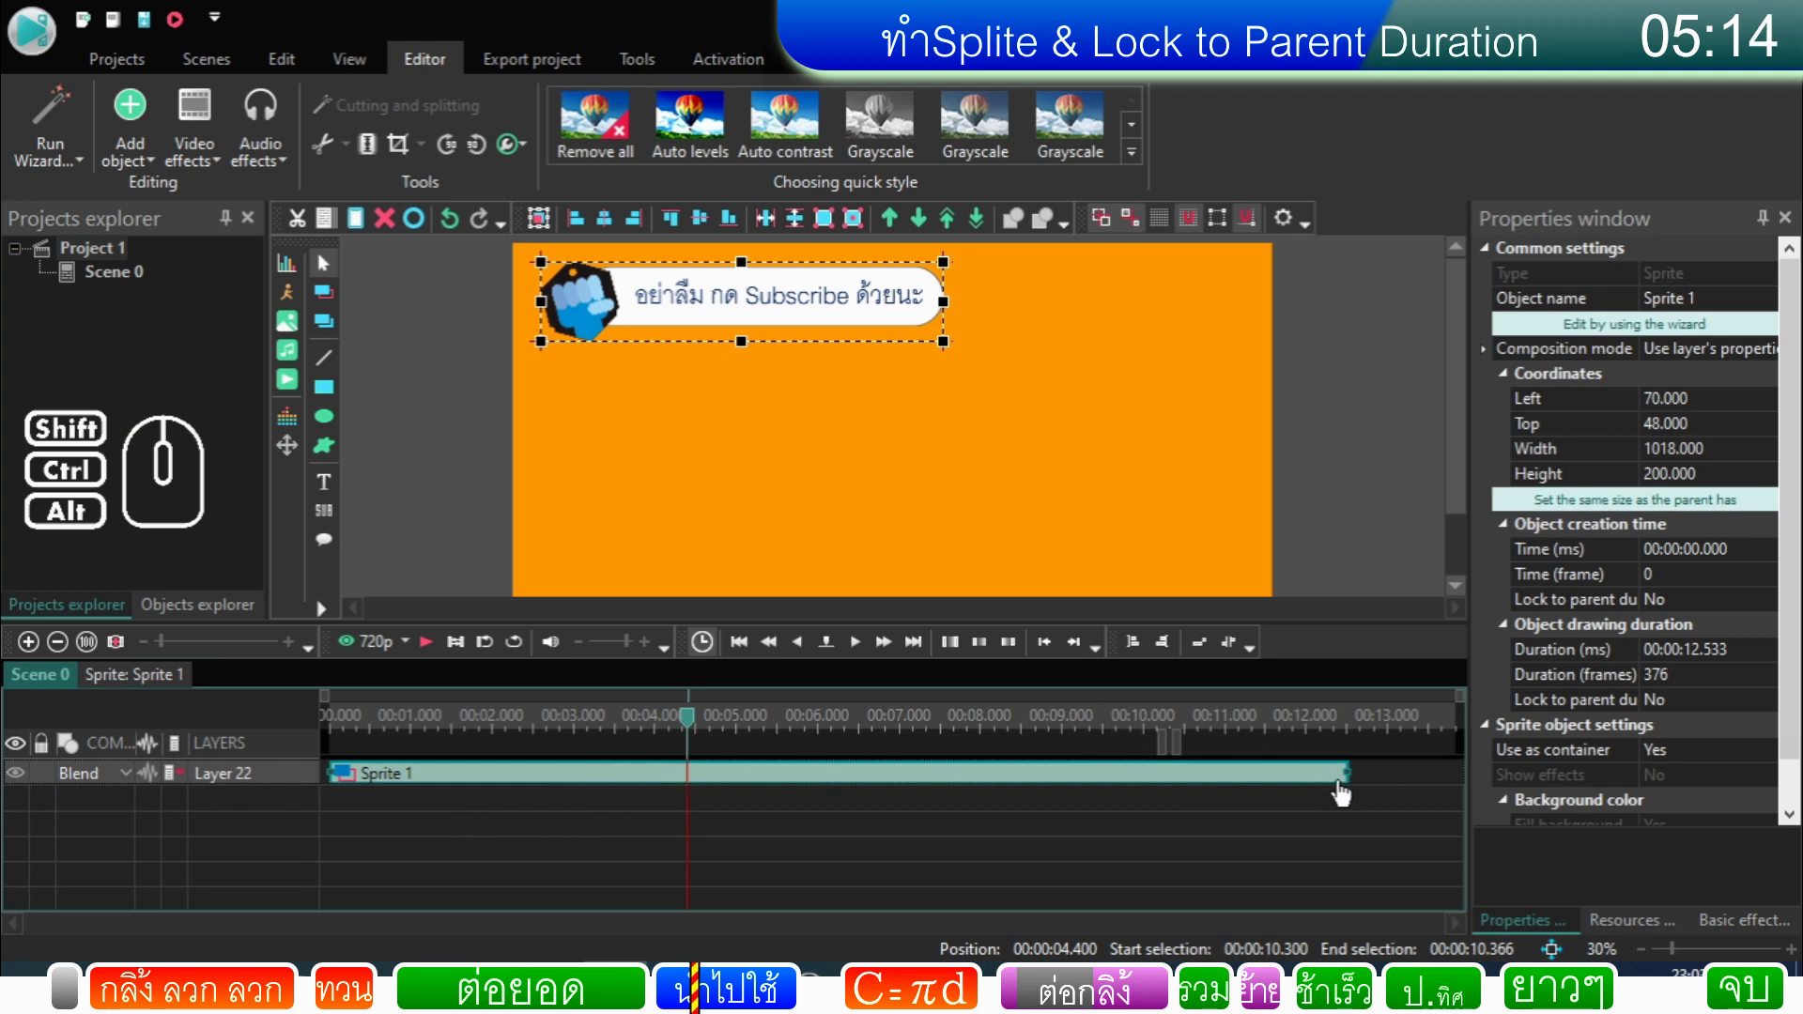
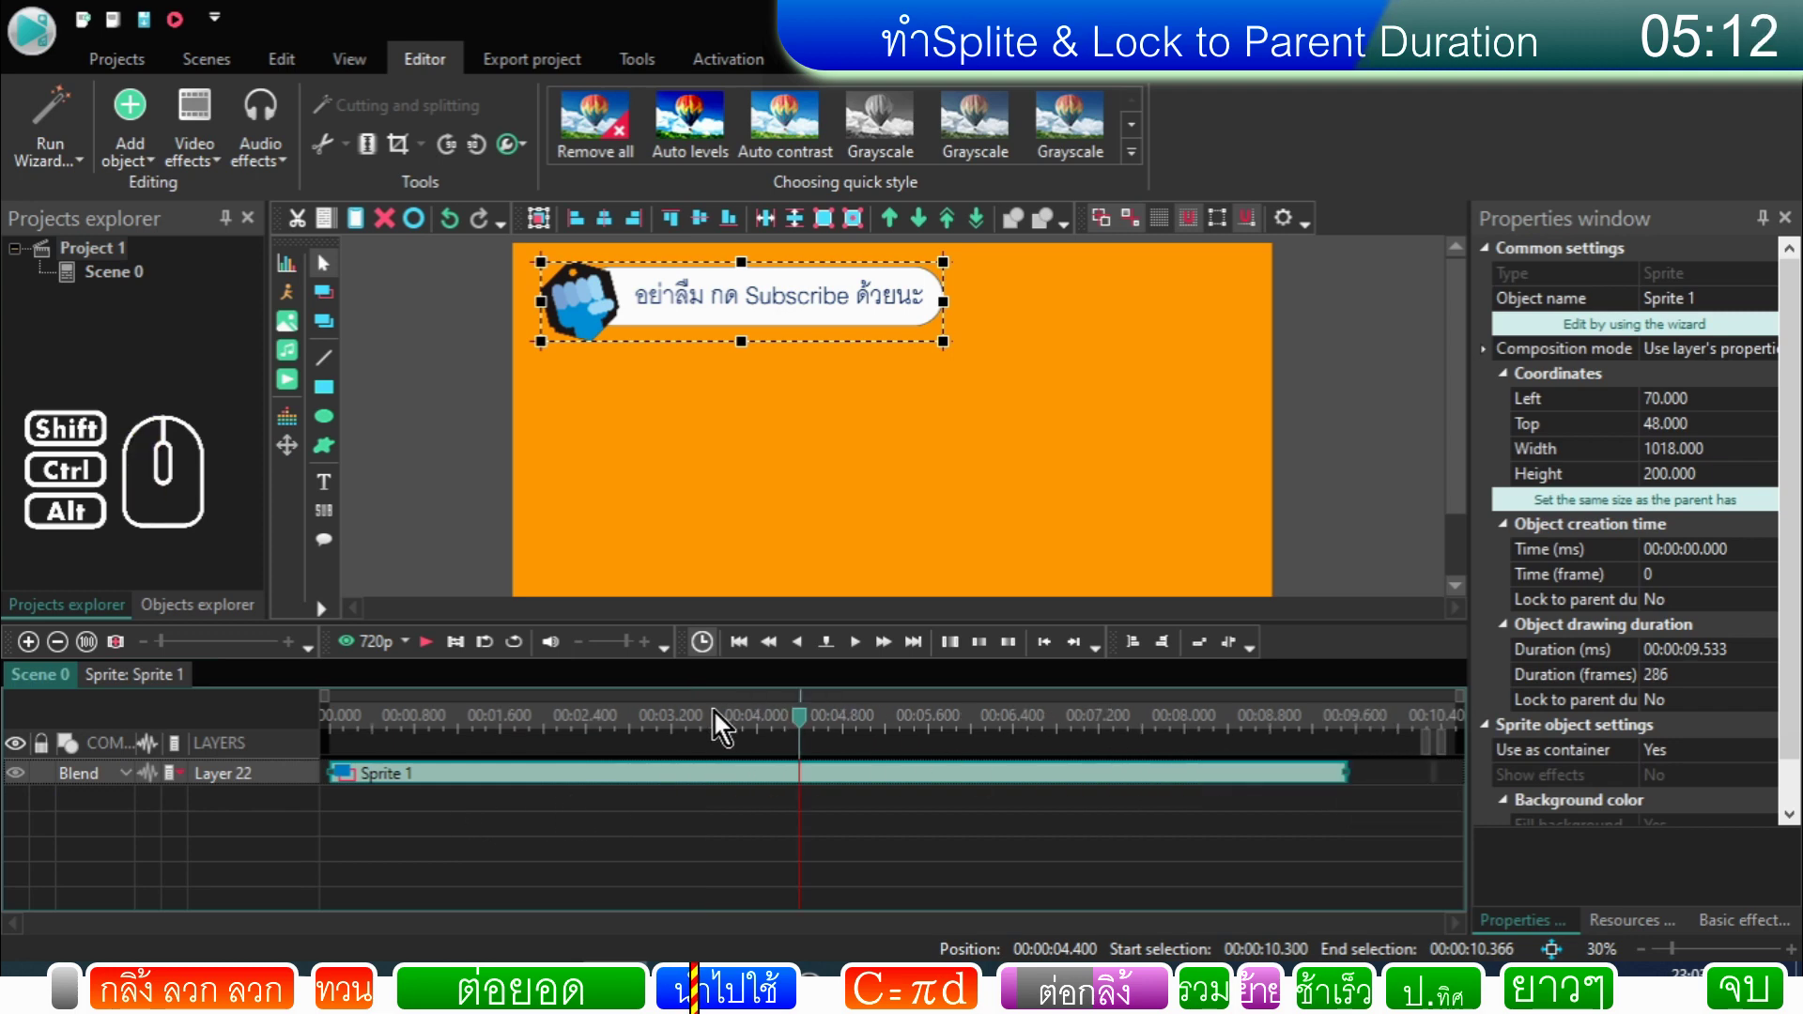
Step: Preview Scene 0 and select the 9.533-second Sprite 1 on its timeline
left_click(807, 733)
left_click(434, 656)
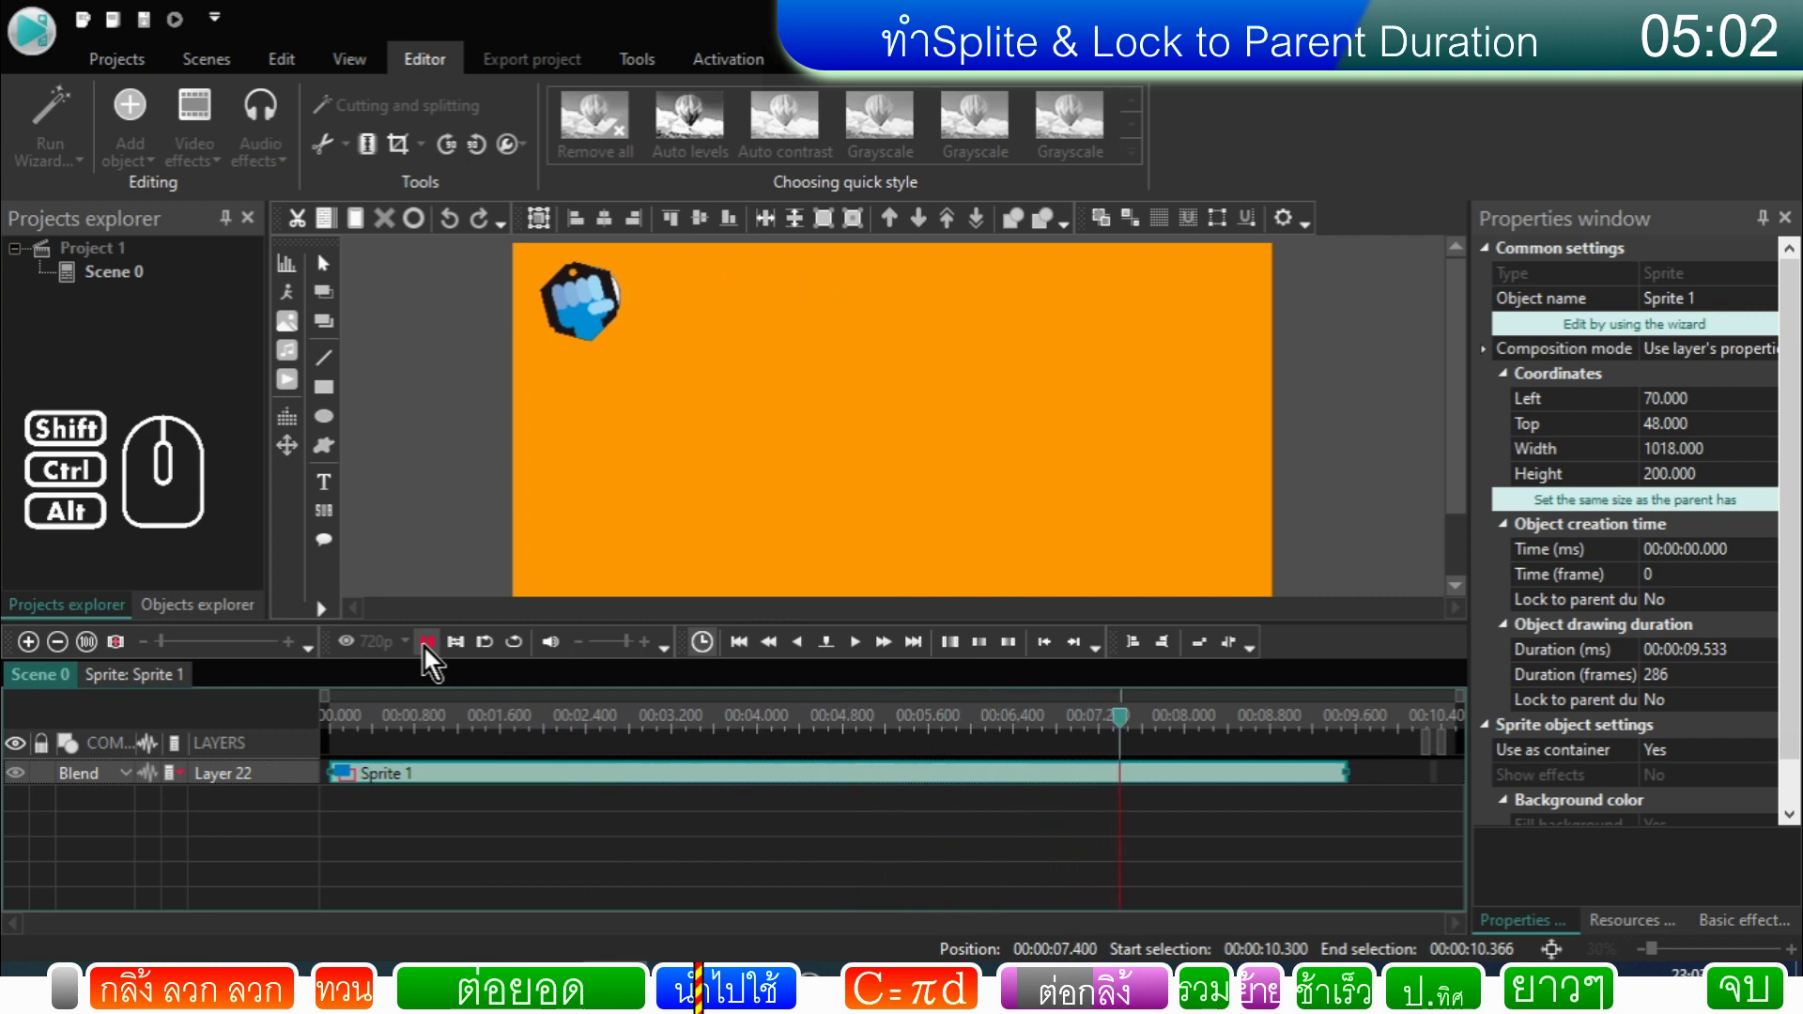
left_click(434, 657)
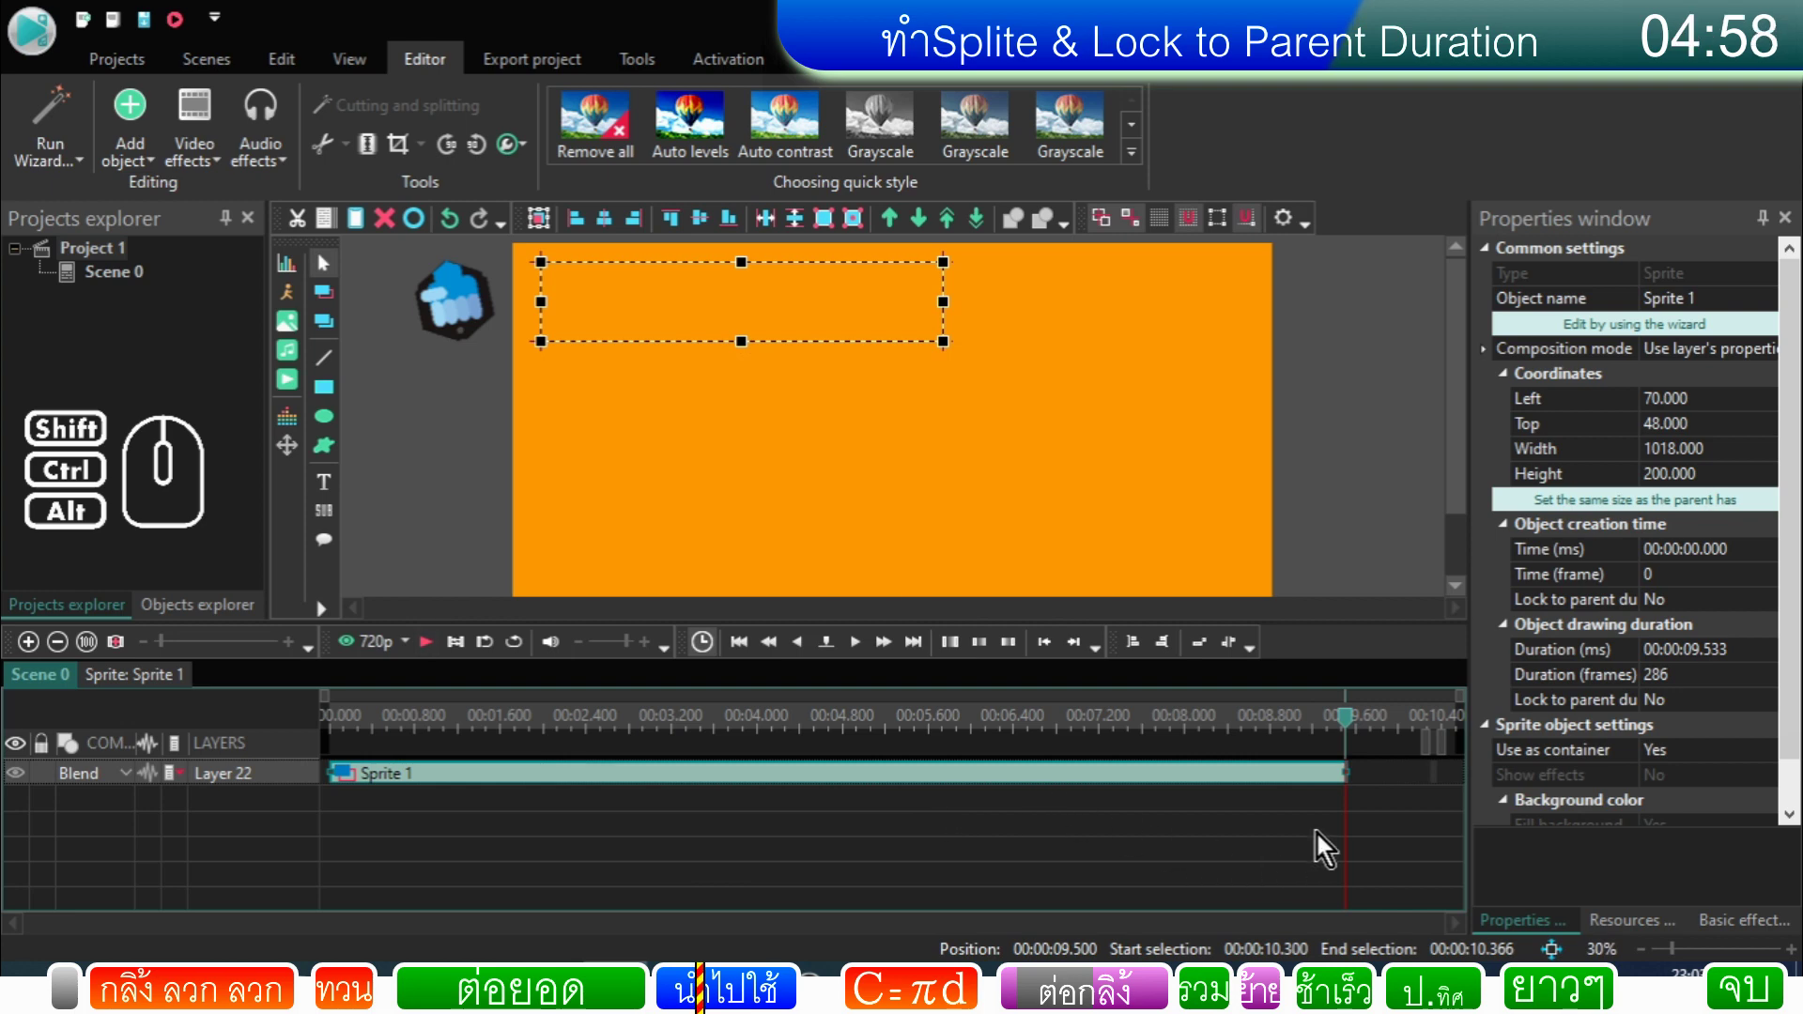
left_click(710, 786)
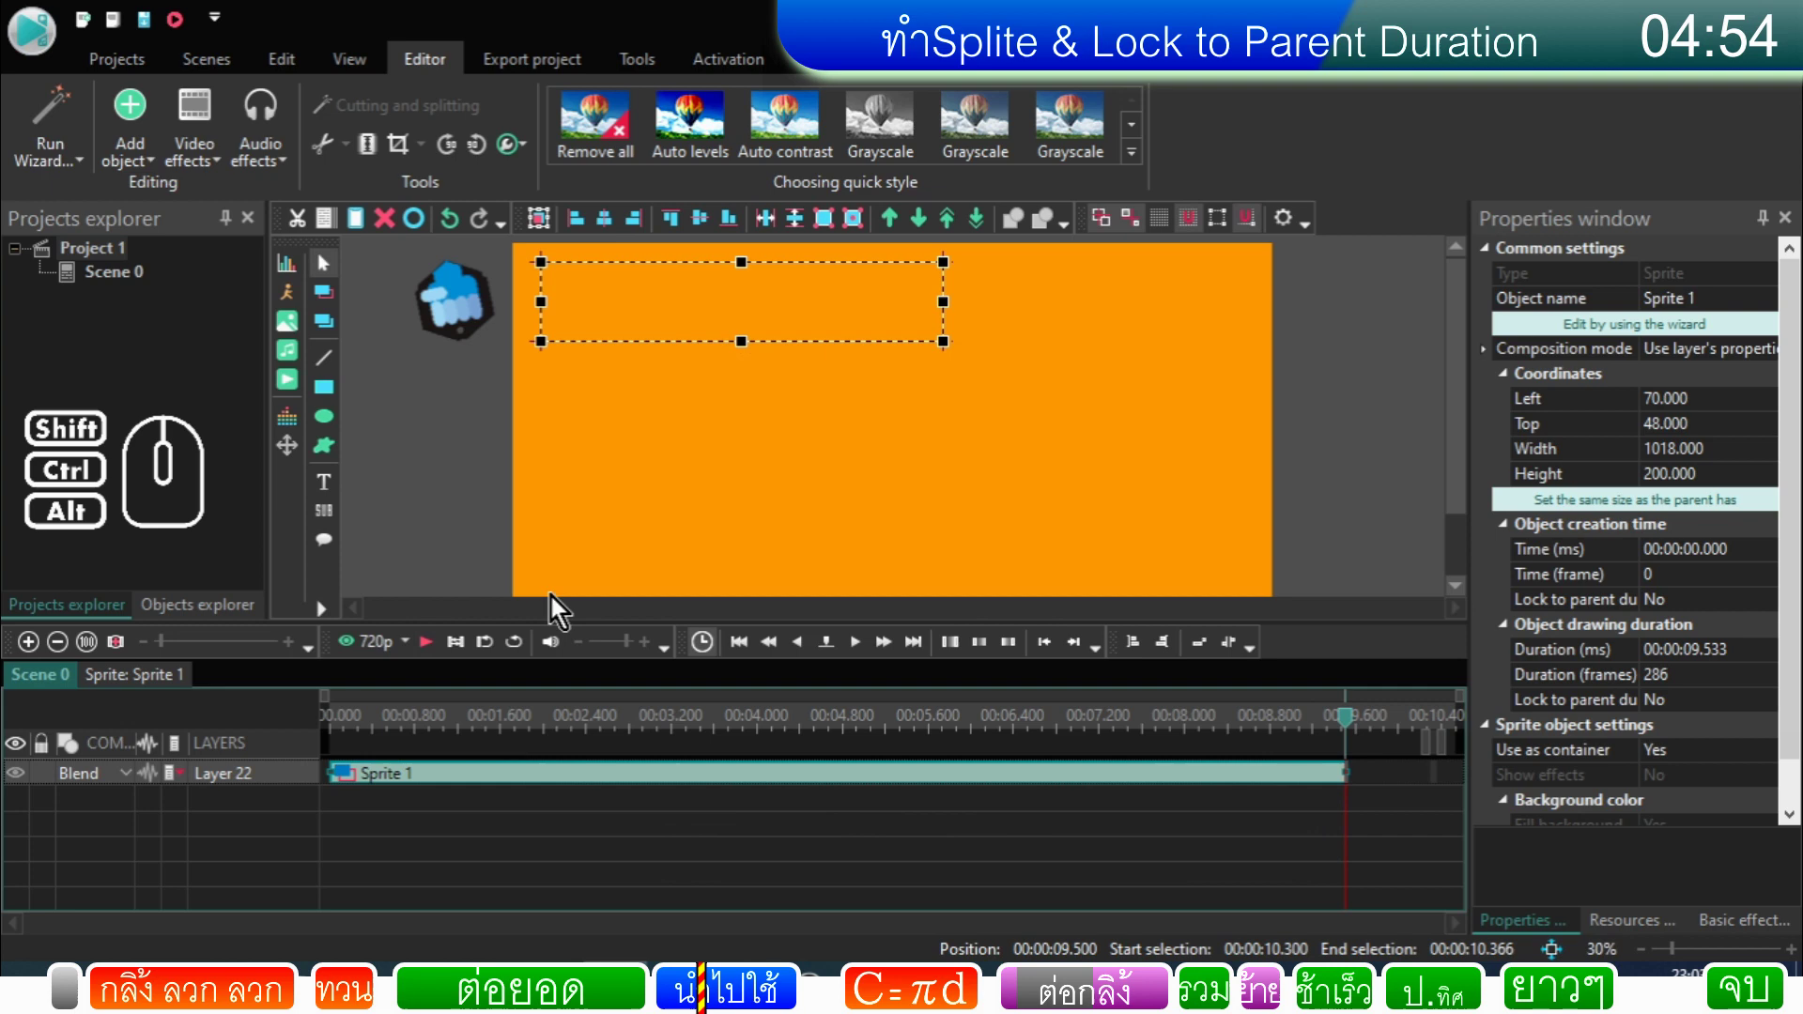
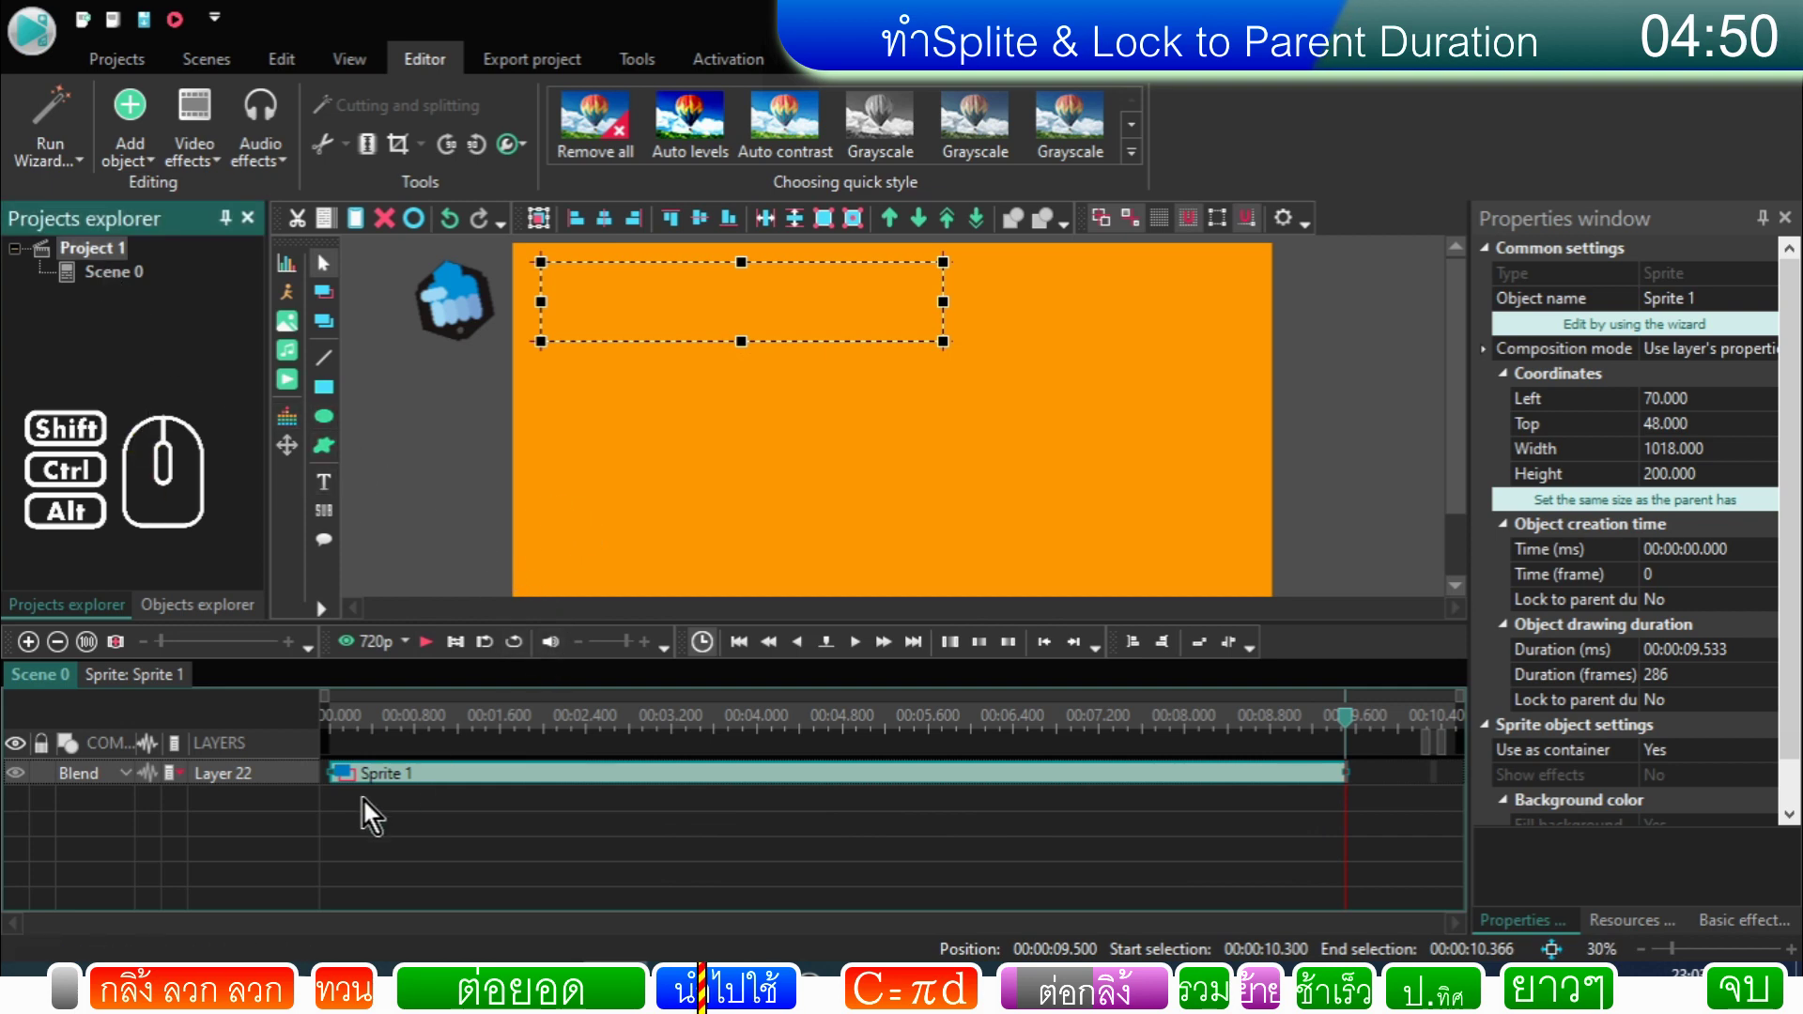
left_click(458, 805)
left_click(459, 790)
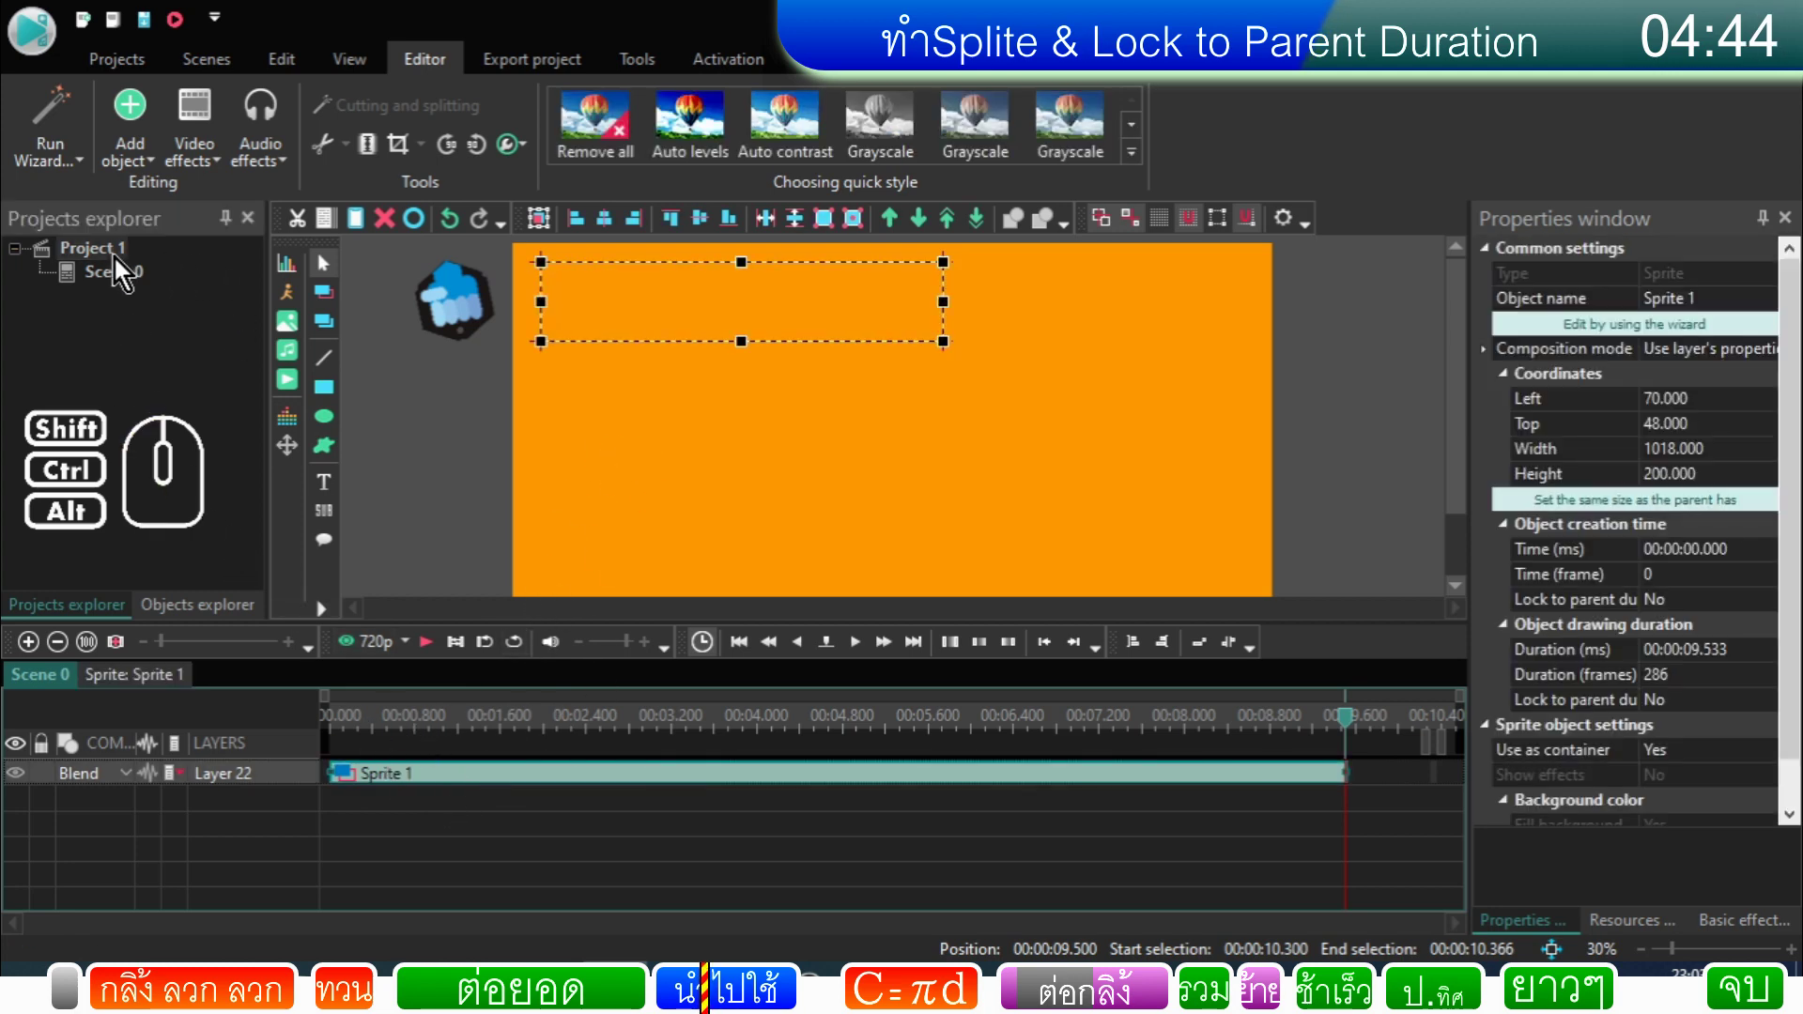
Step: Create a new Scene 1, copy Sprite 1 from Scene 0 and paste it into Scene 1's timeline
right_click(105, 260)
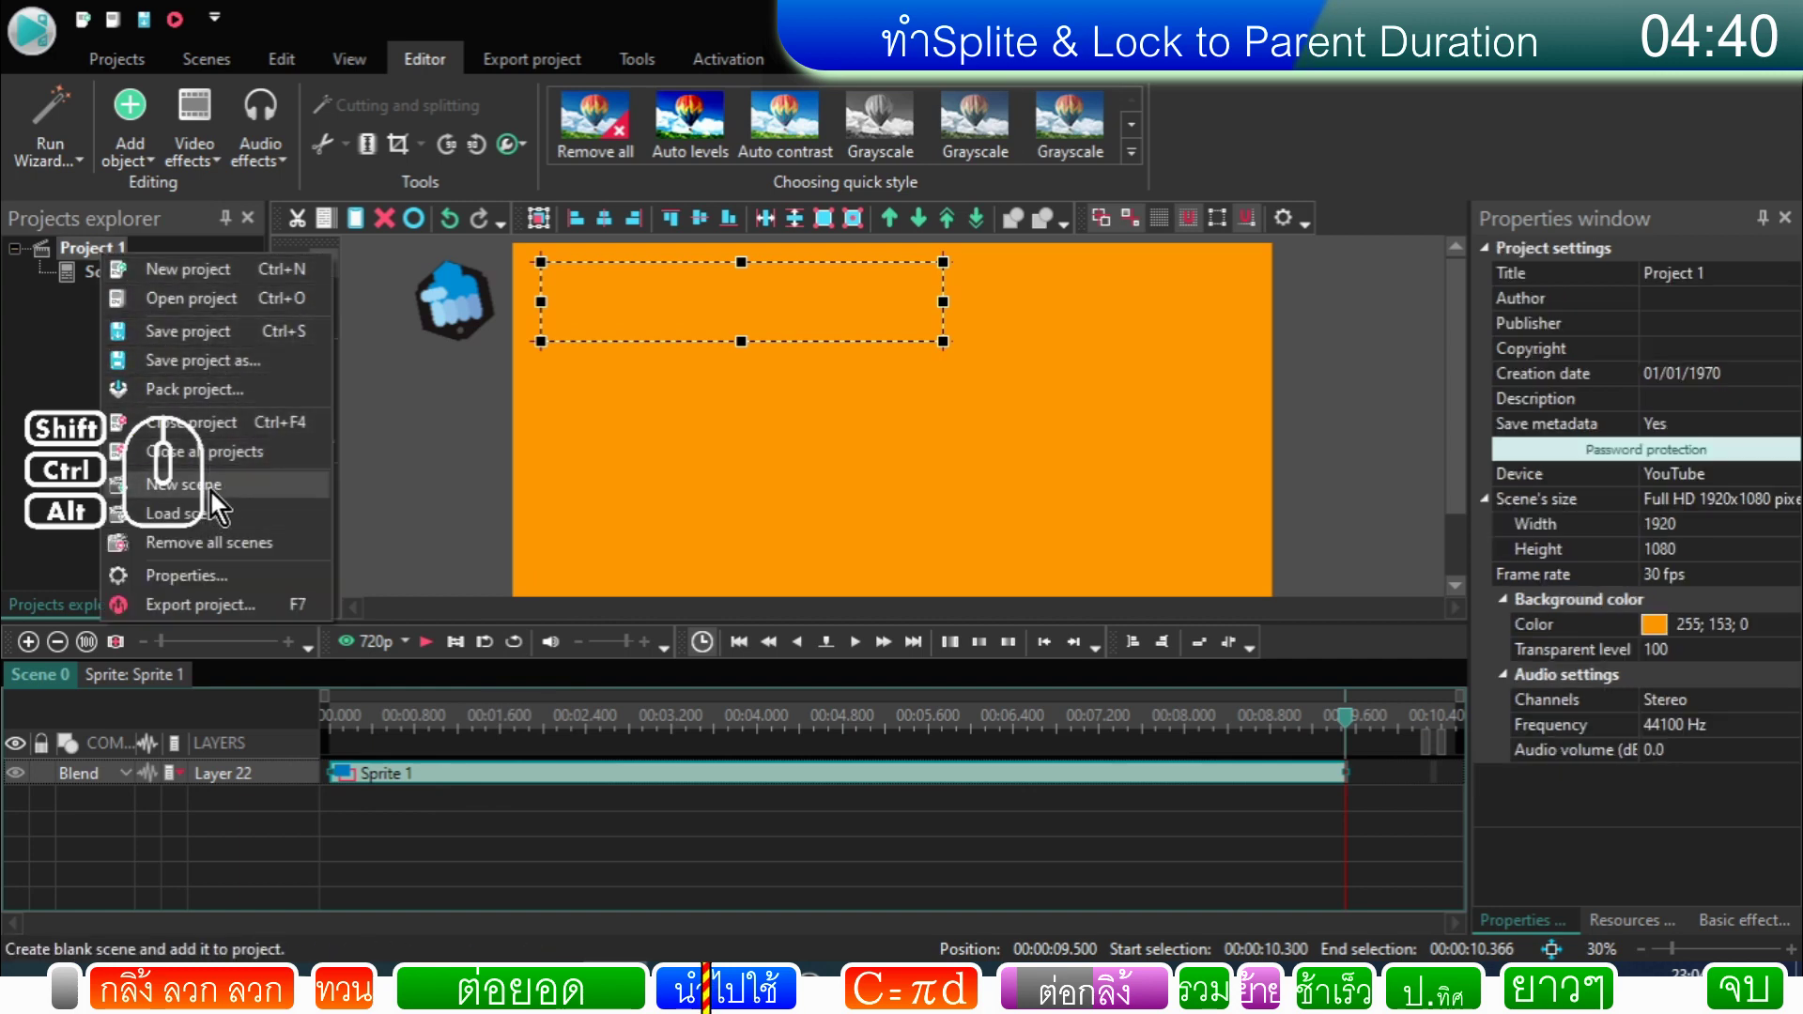
left_click(220, 501)
left_click(122, 306)
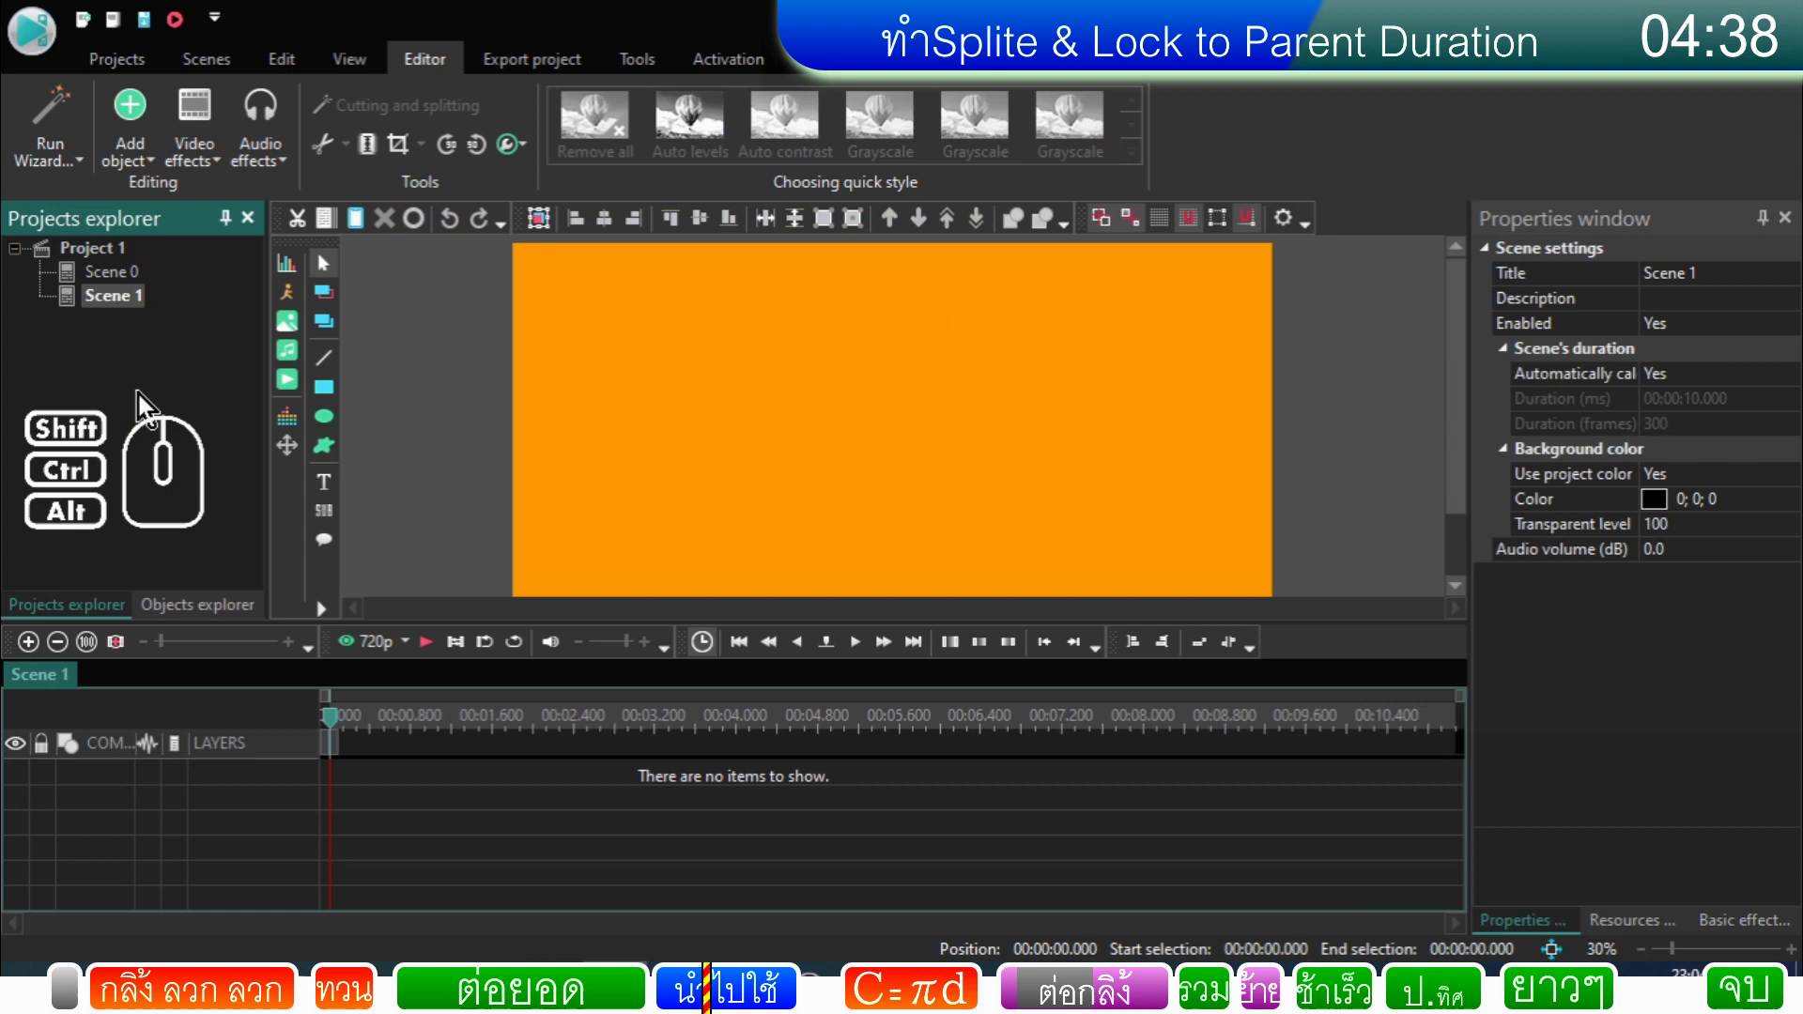
left_click(106, 283)
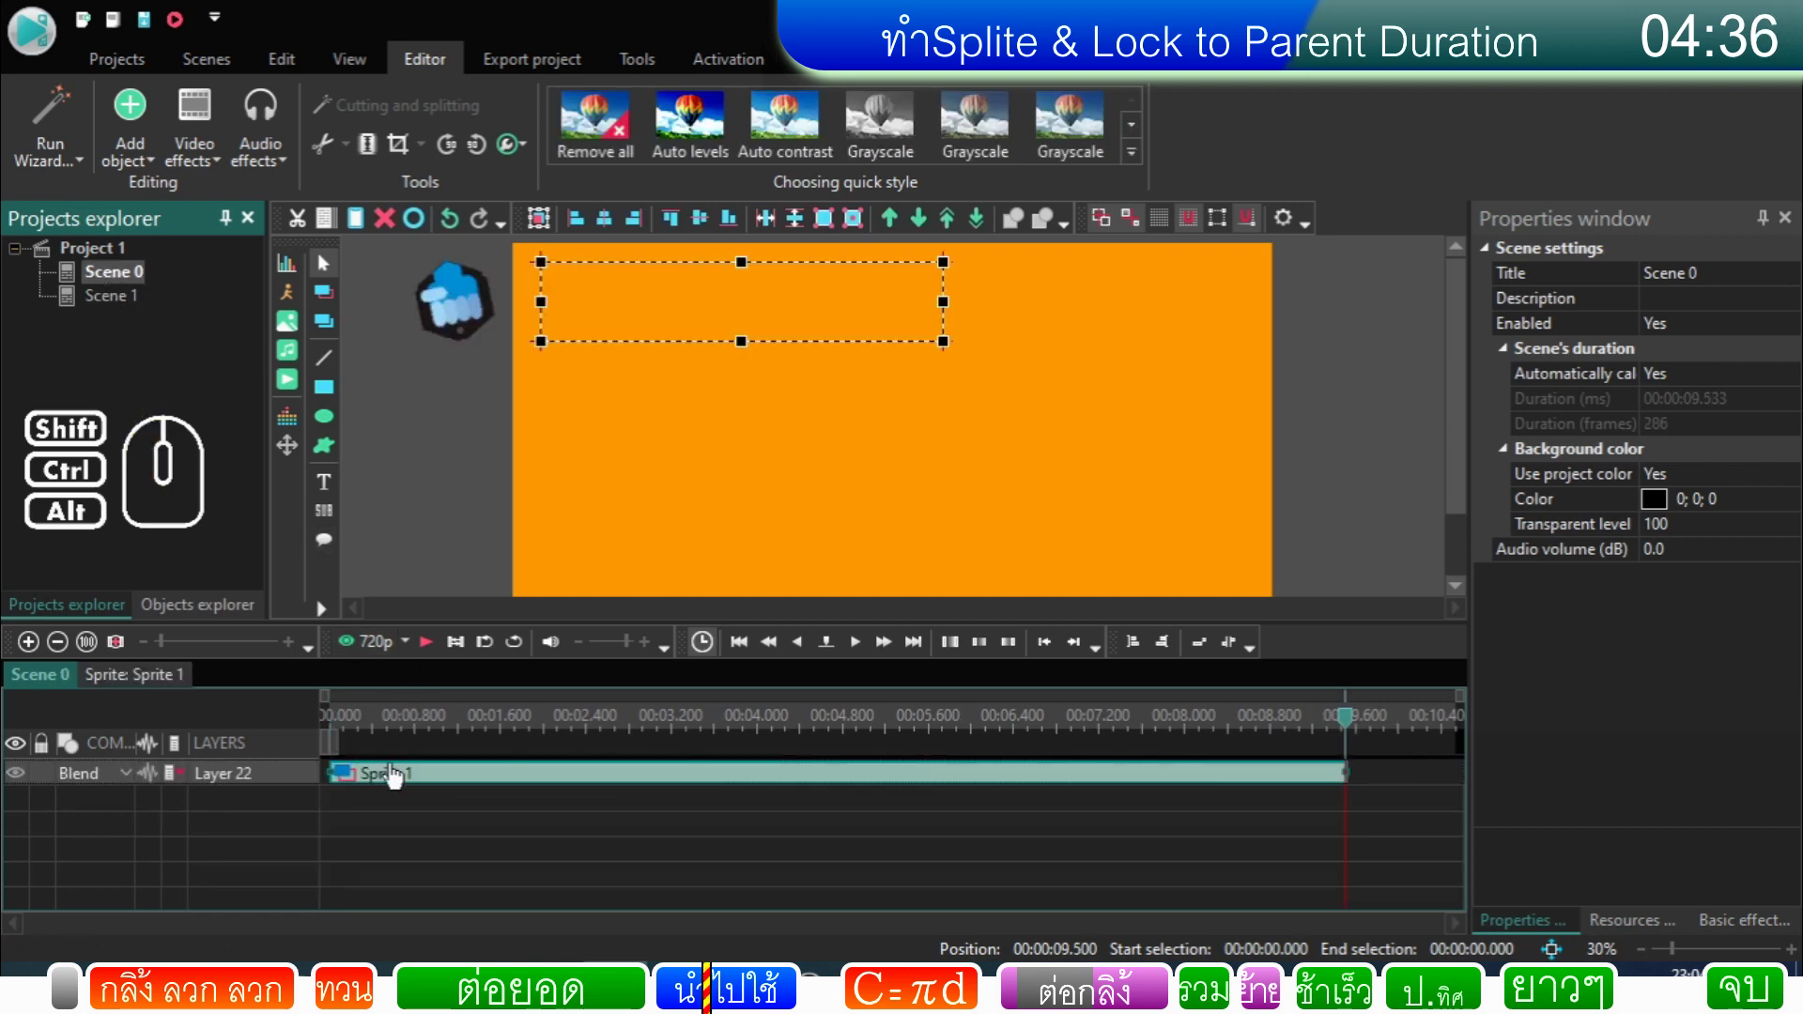
left_click(399, 775)
right_click(400, 785)
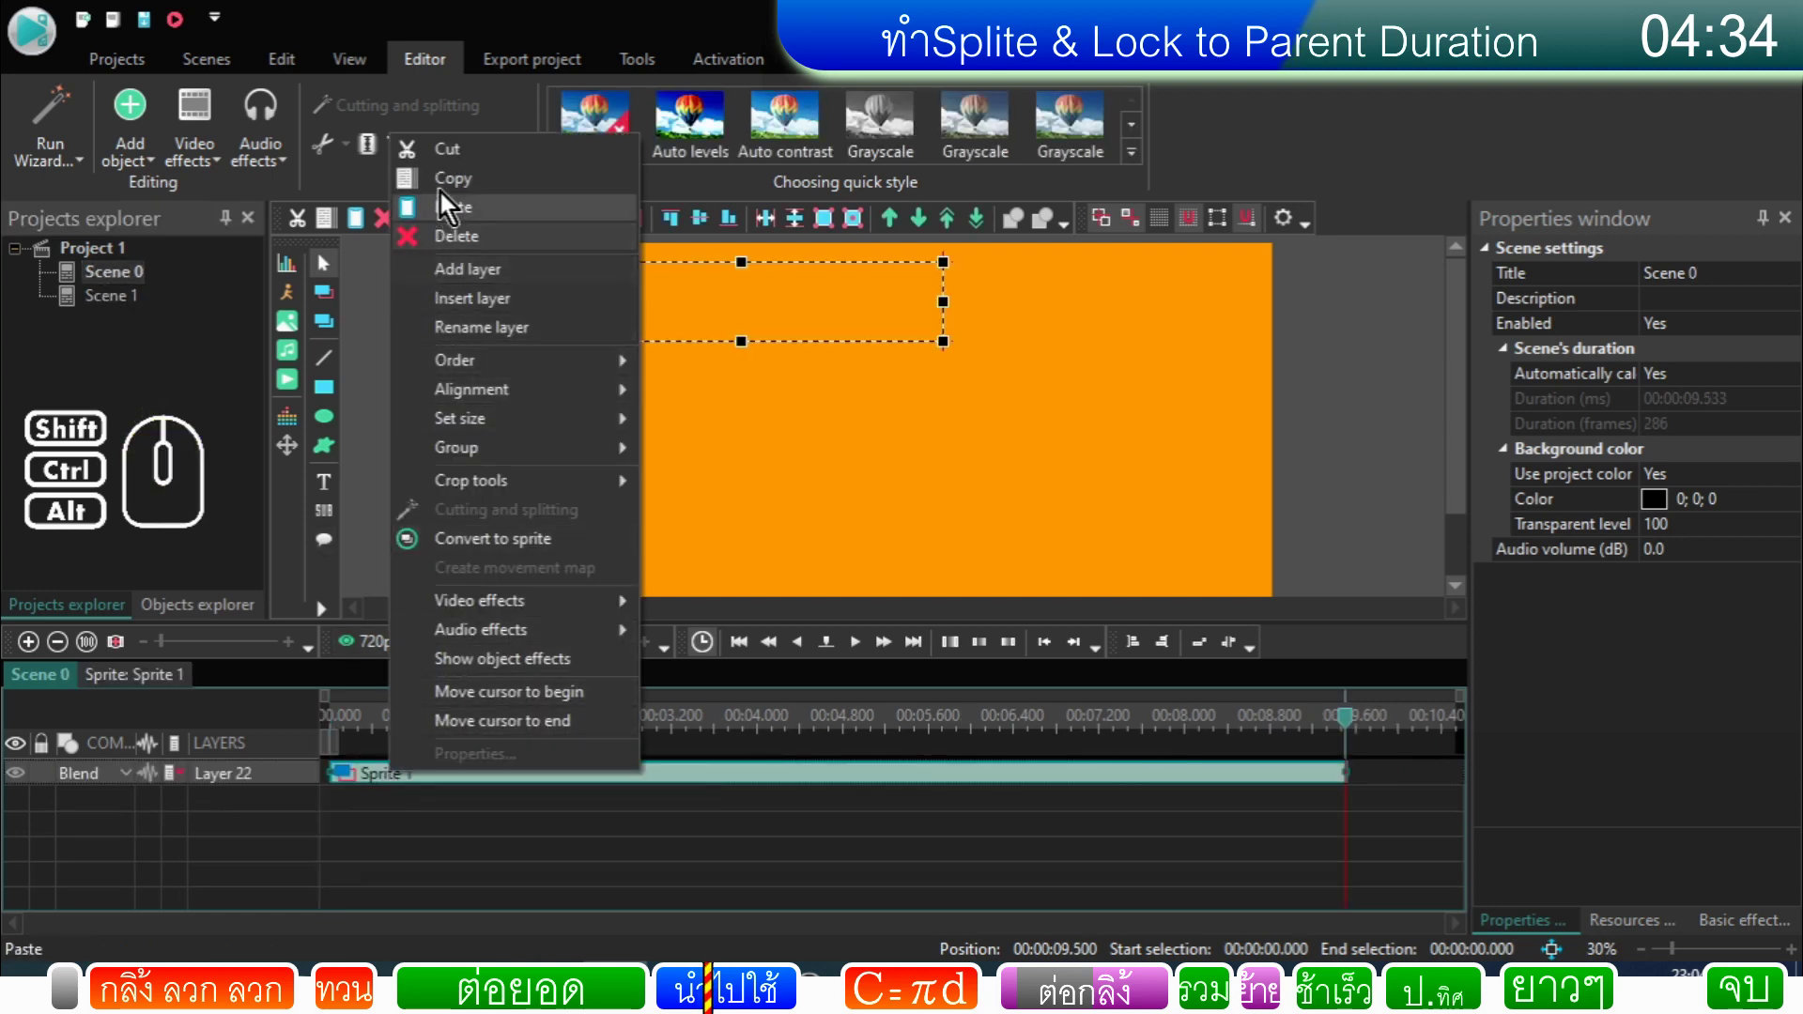
left_click(452, 184)
left_click(132, 299)
right_click(582, 418)
left_click(654, 476)
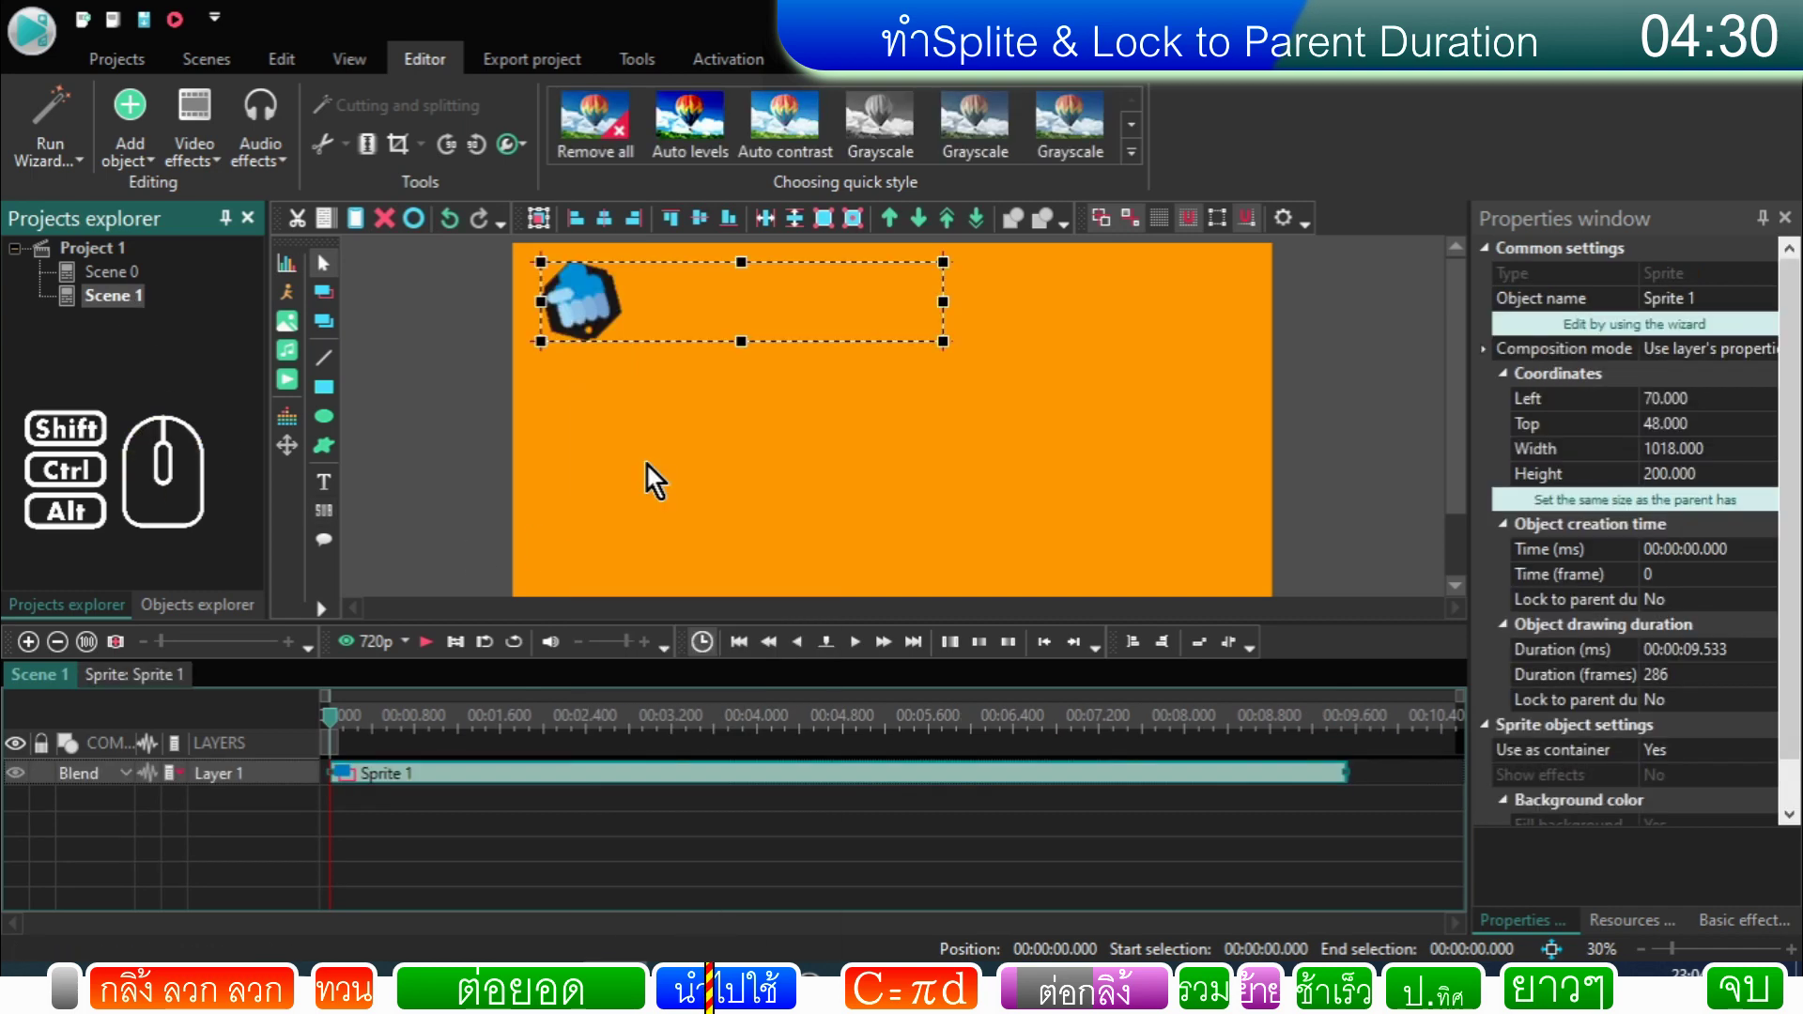
Step: Inspect the pasted sprite's inner clips and preview its animation in Scene 1
left_click_drag(337, 729, 285, 730)
double_click(366, 778)
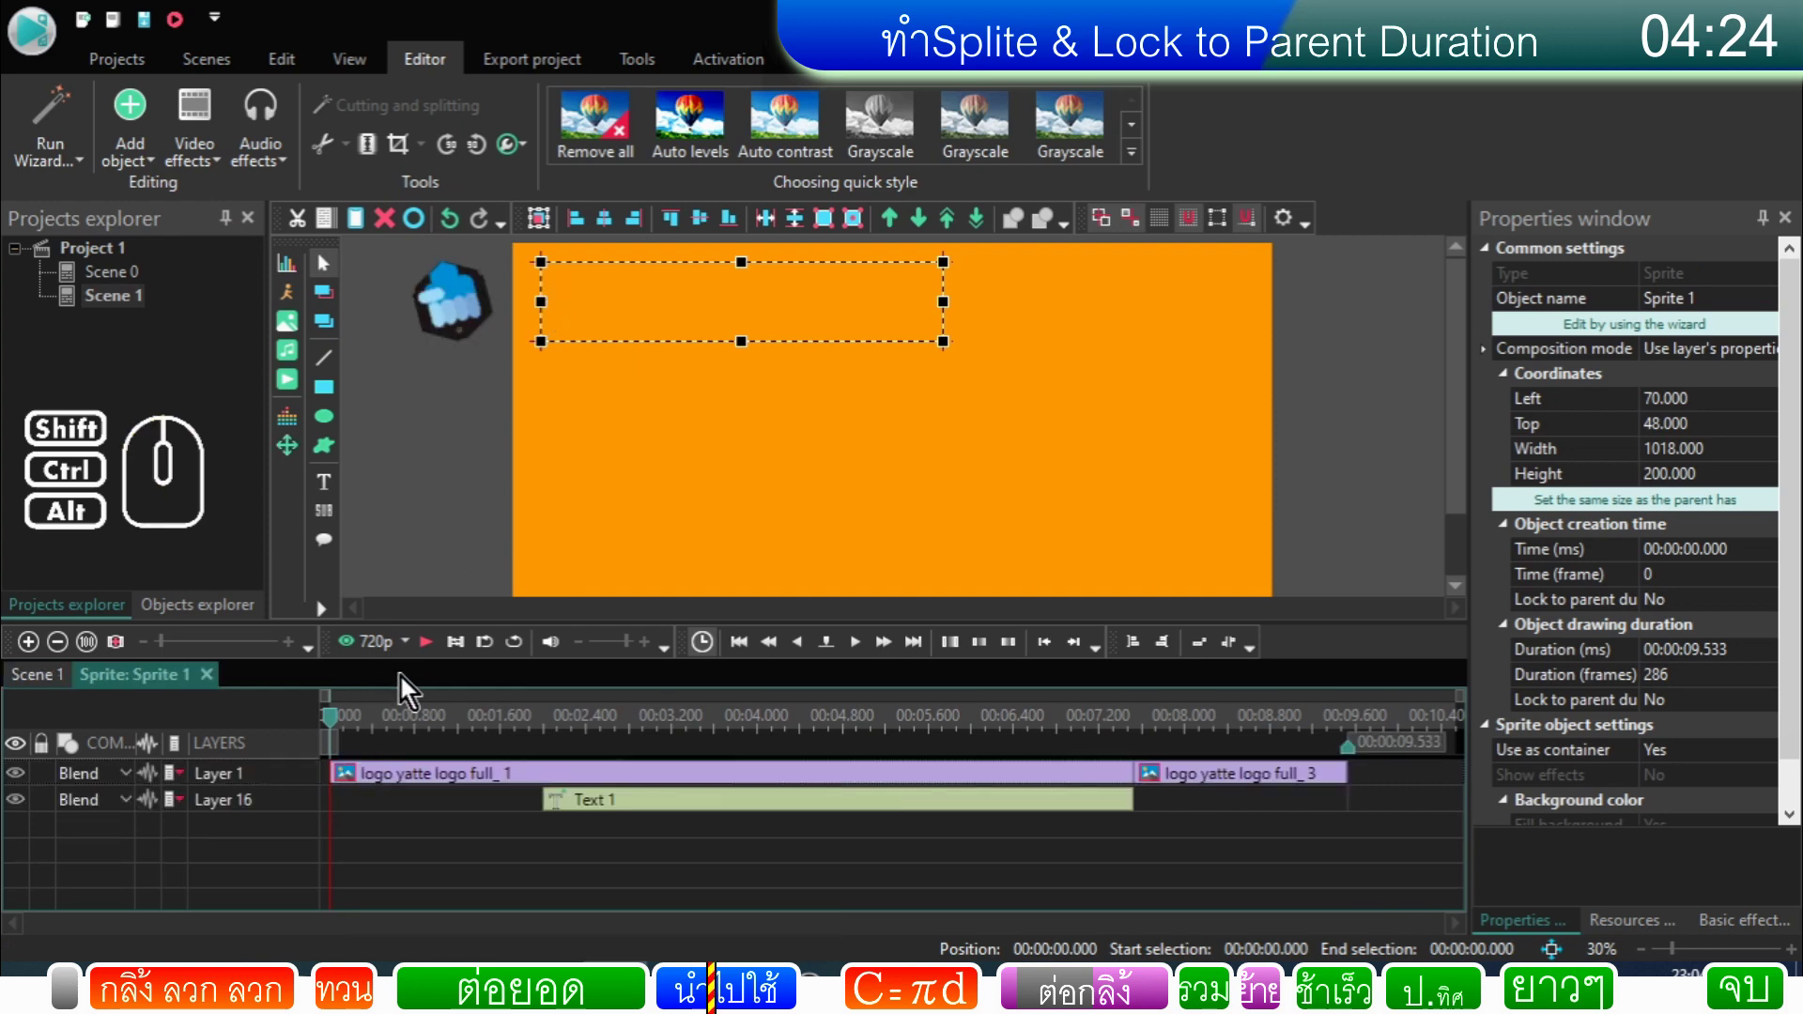
left_click(441, 662)
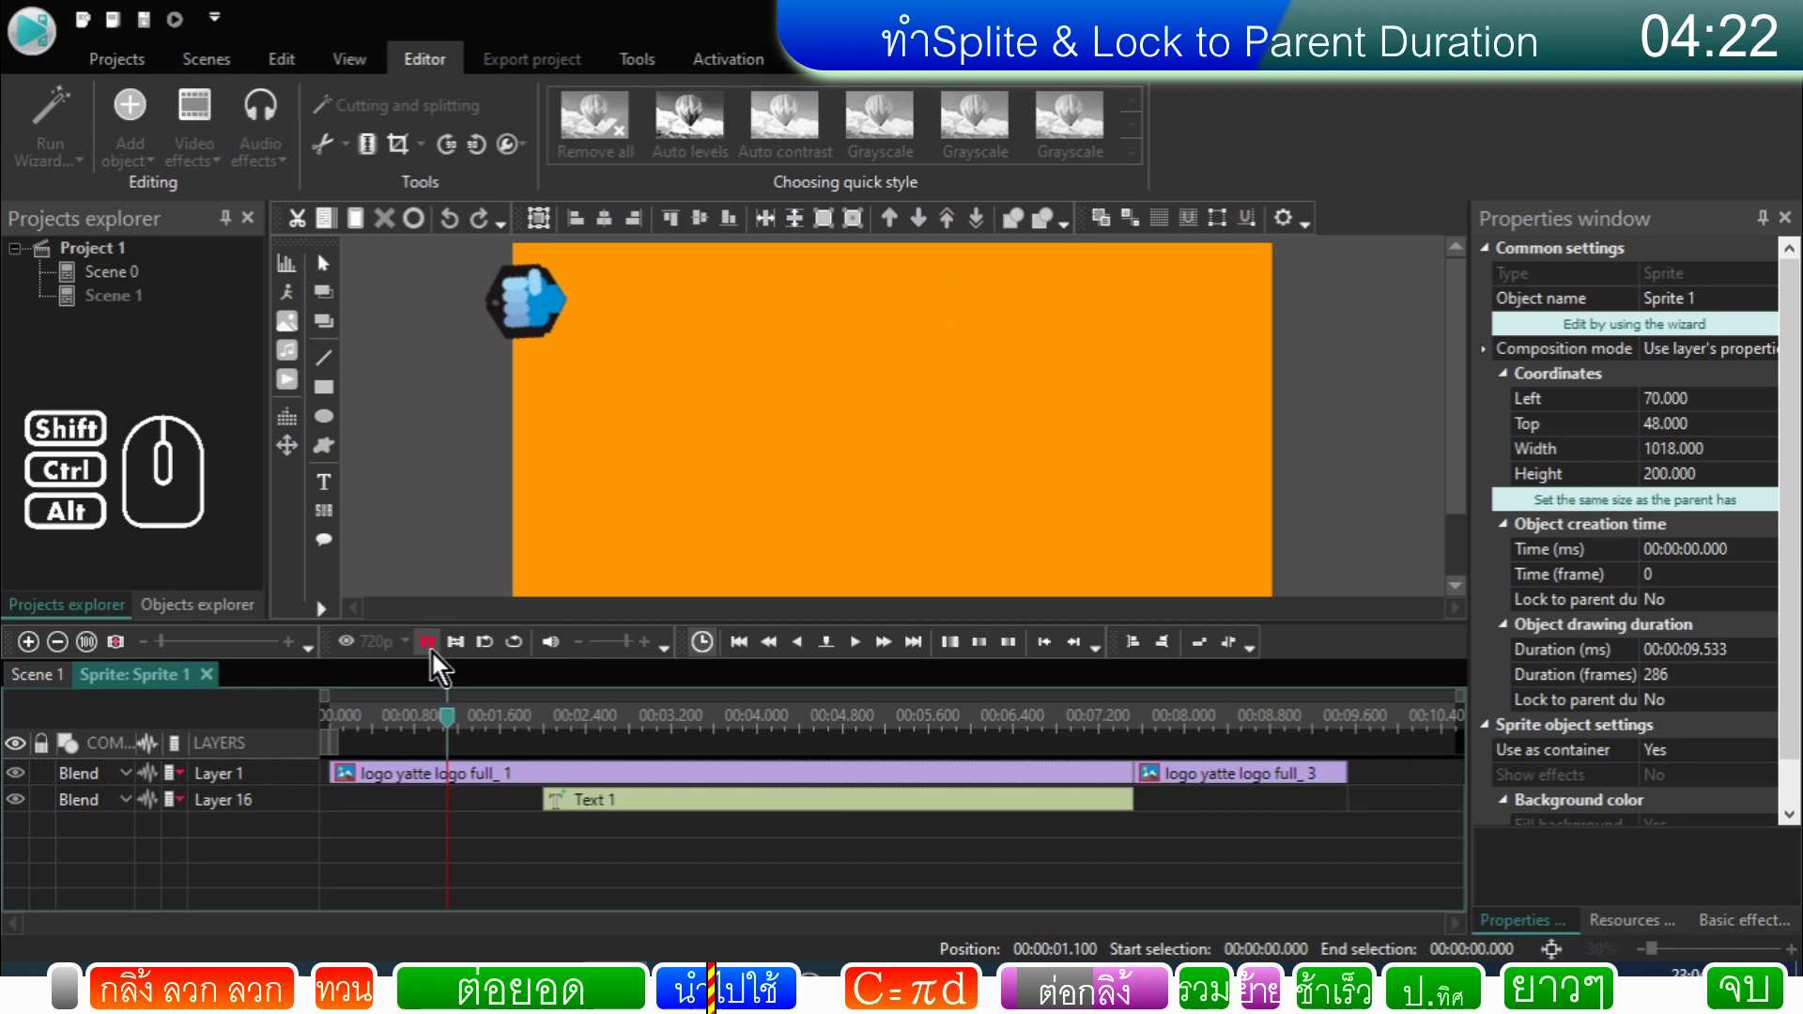
left_click(442, 662)
left_click(51, 689)
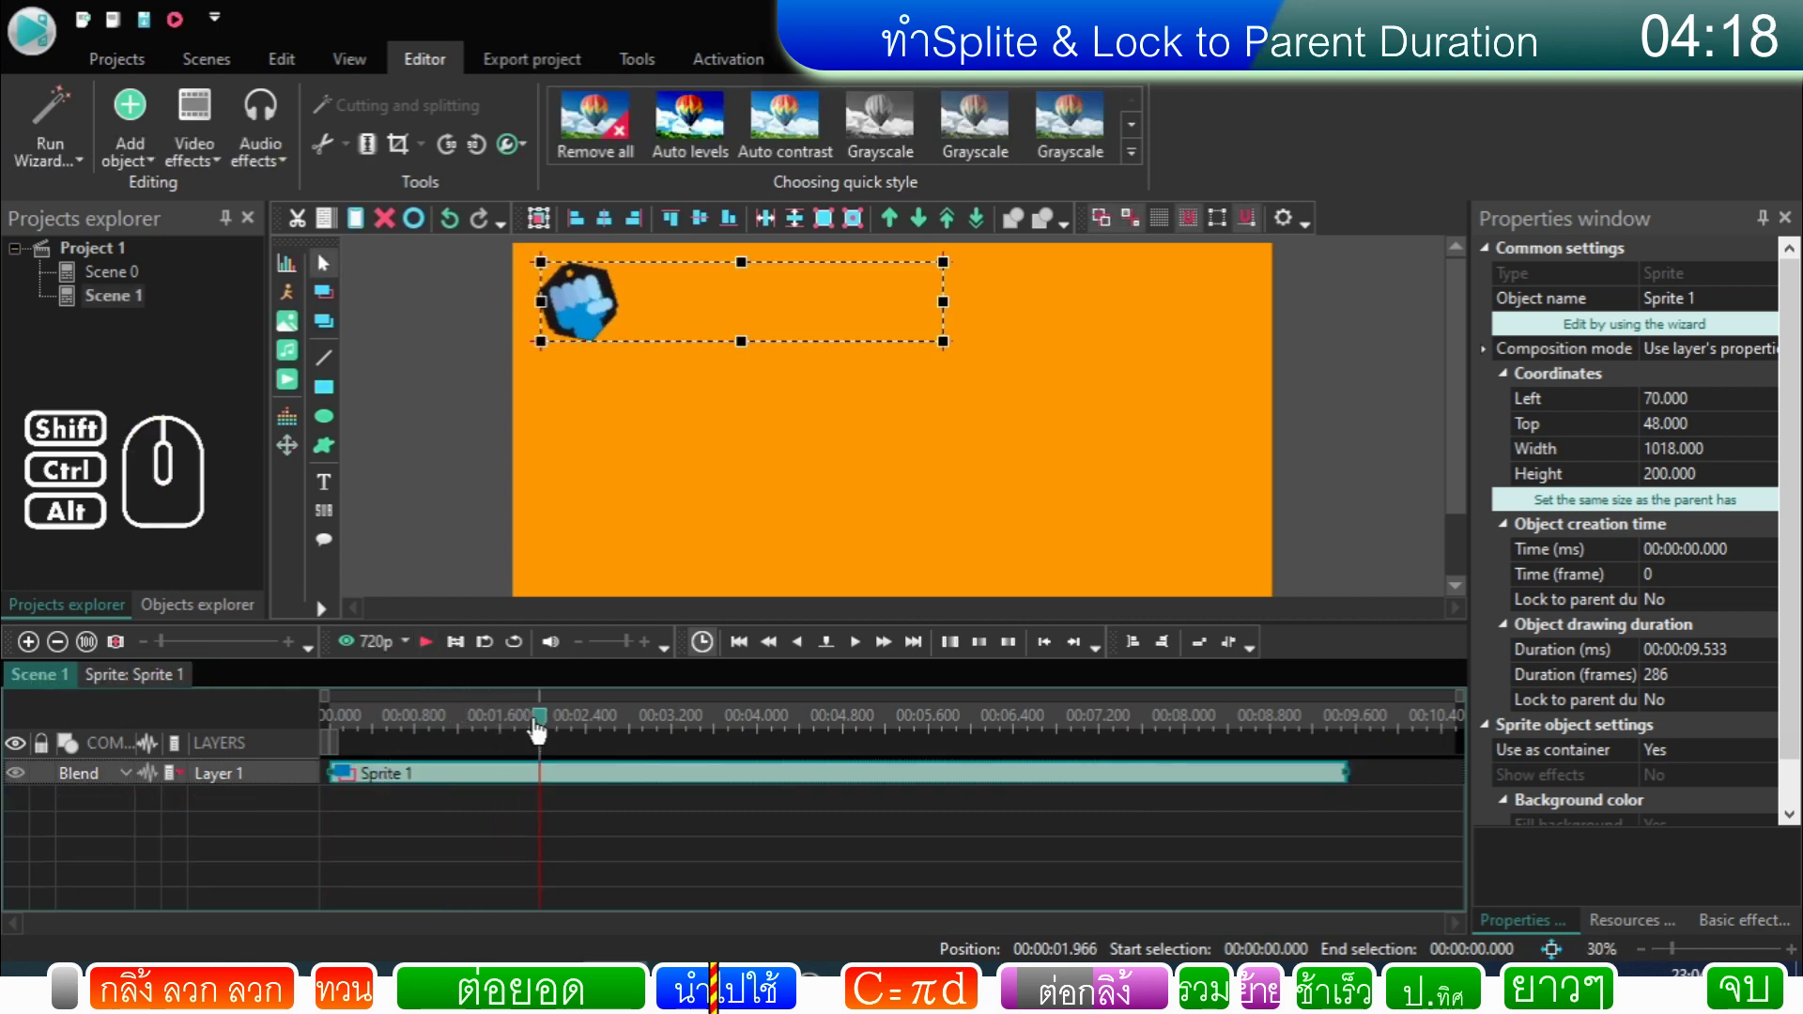
double_click(448, 786)
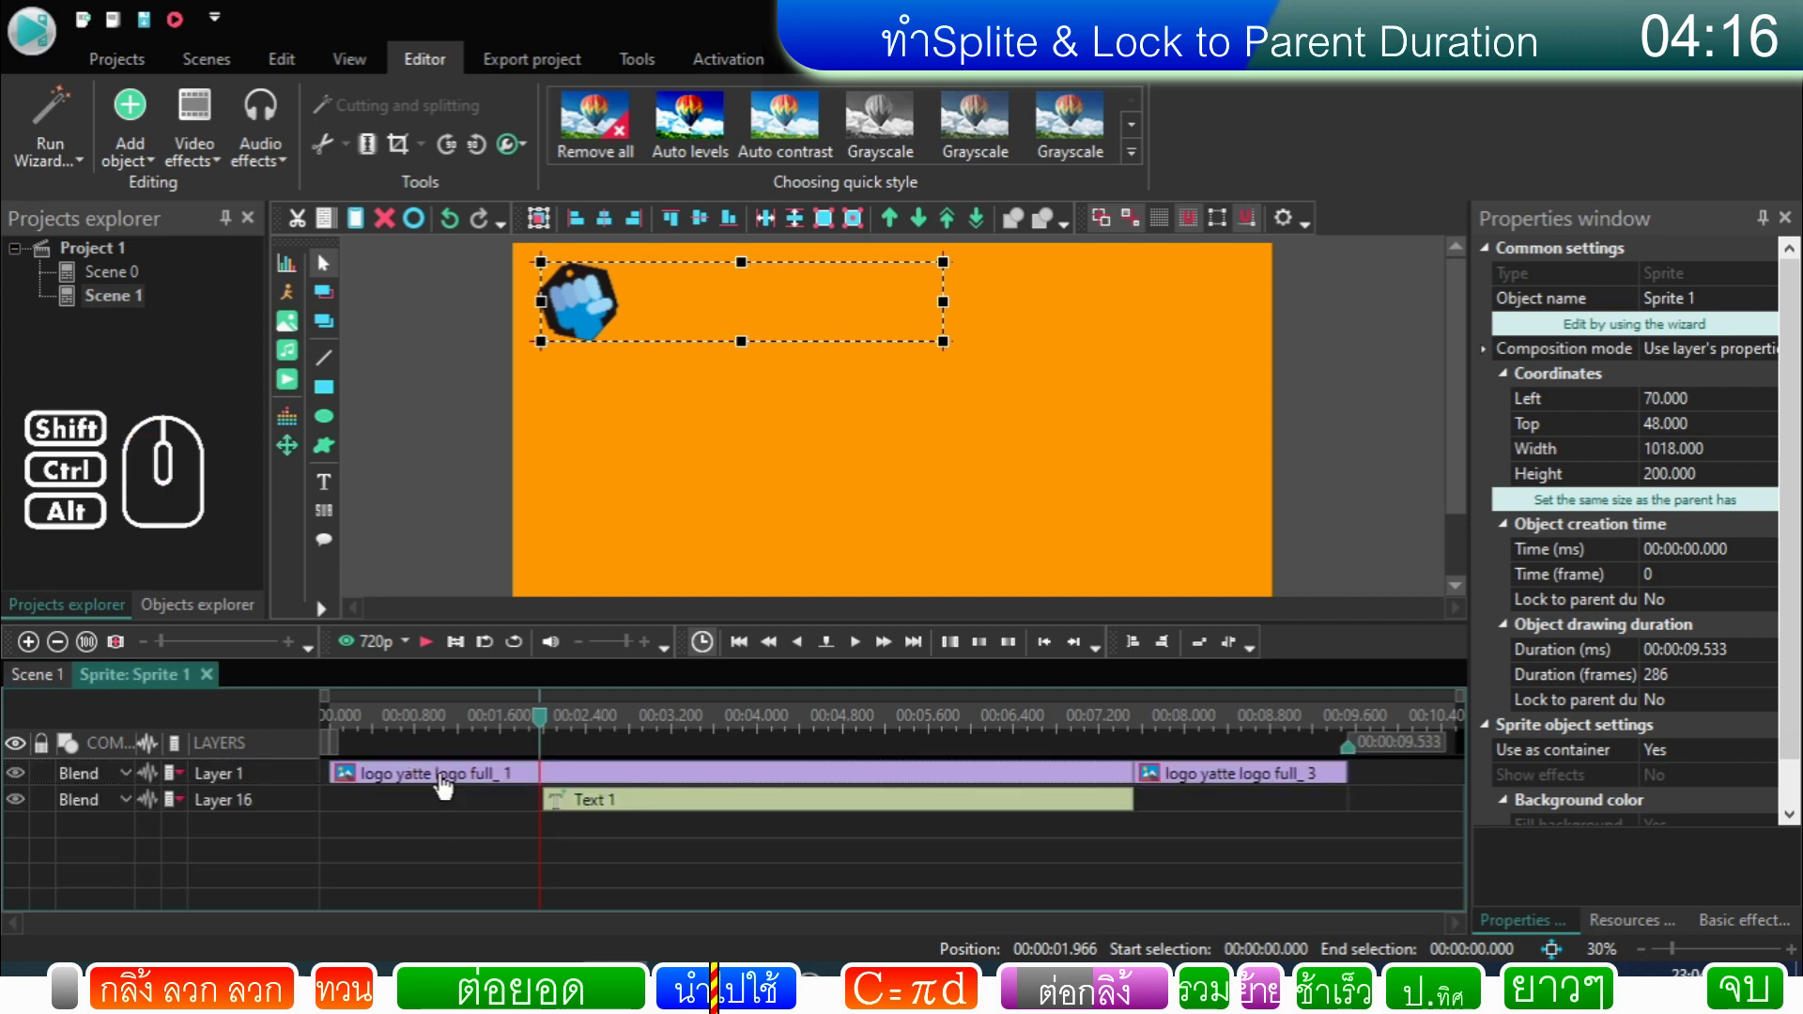
left_click(615, 815)
left_click(38, 684)
left_click(917, 789)
left_click(916, 784)
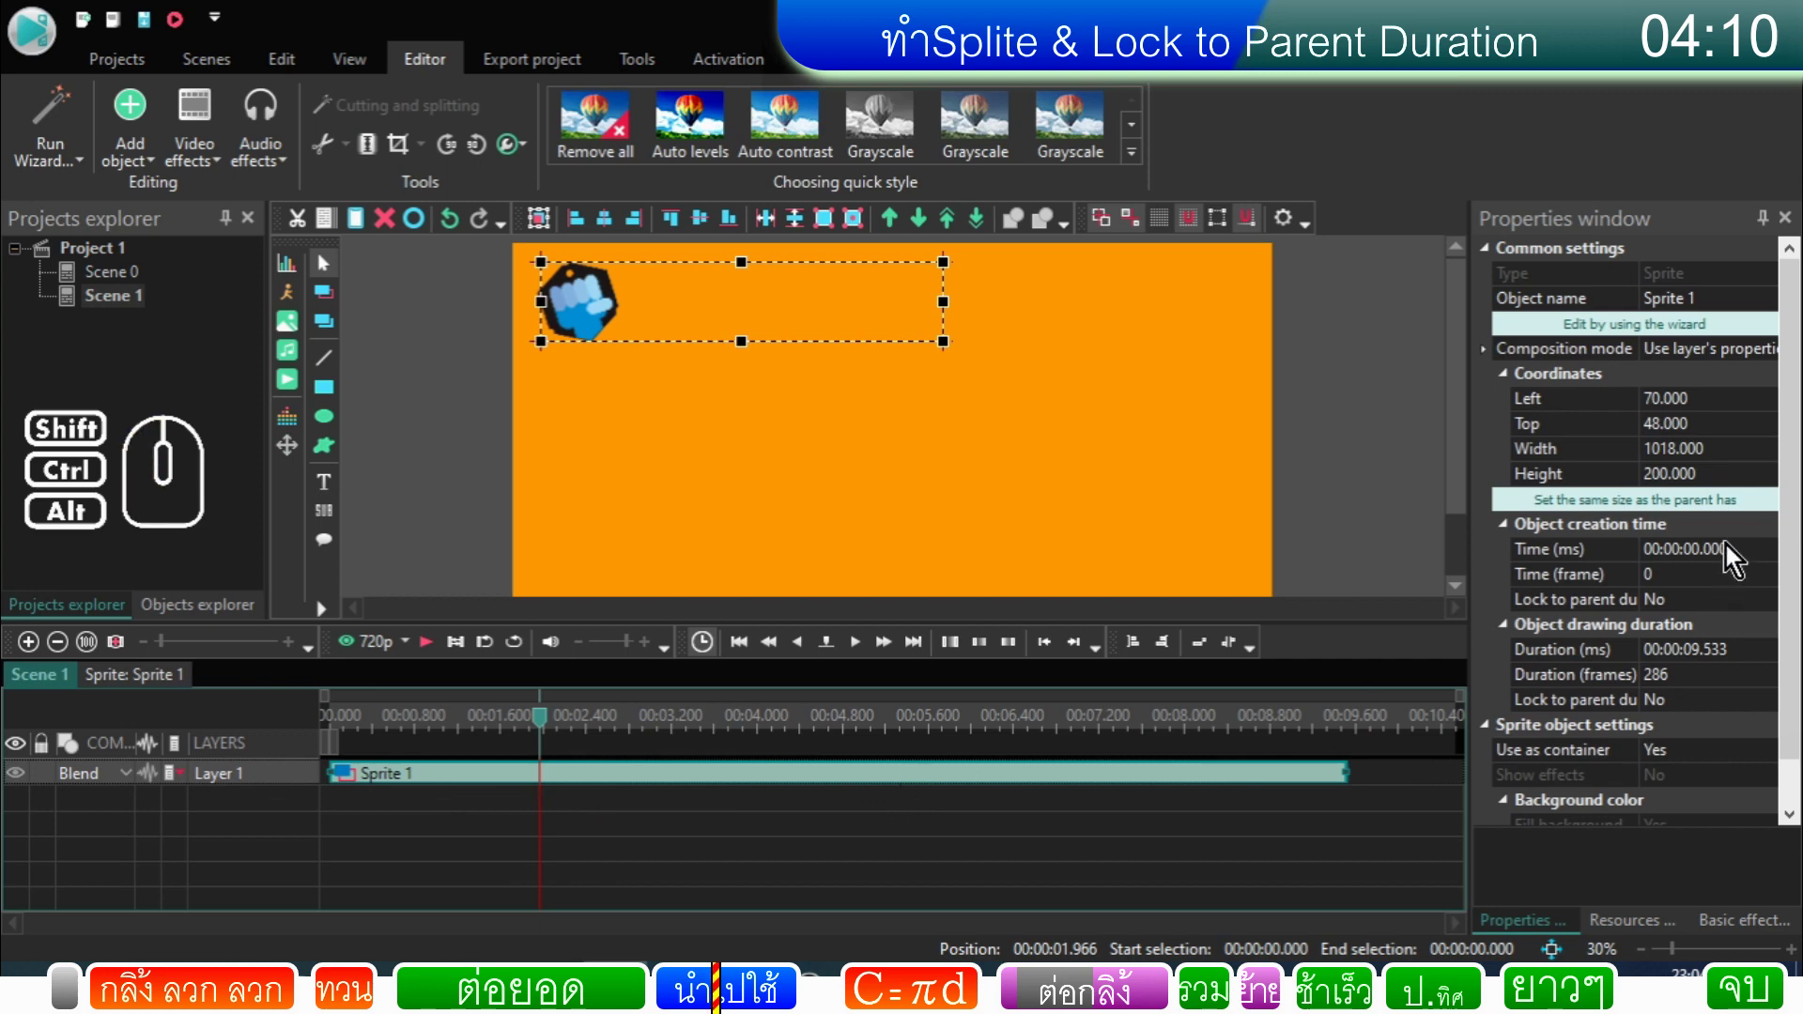
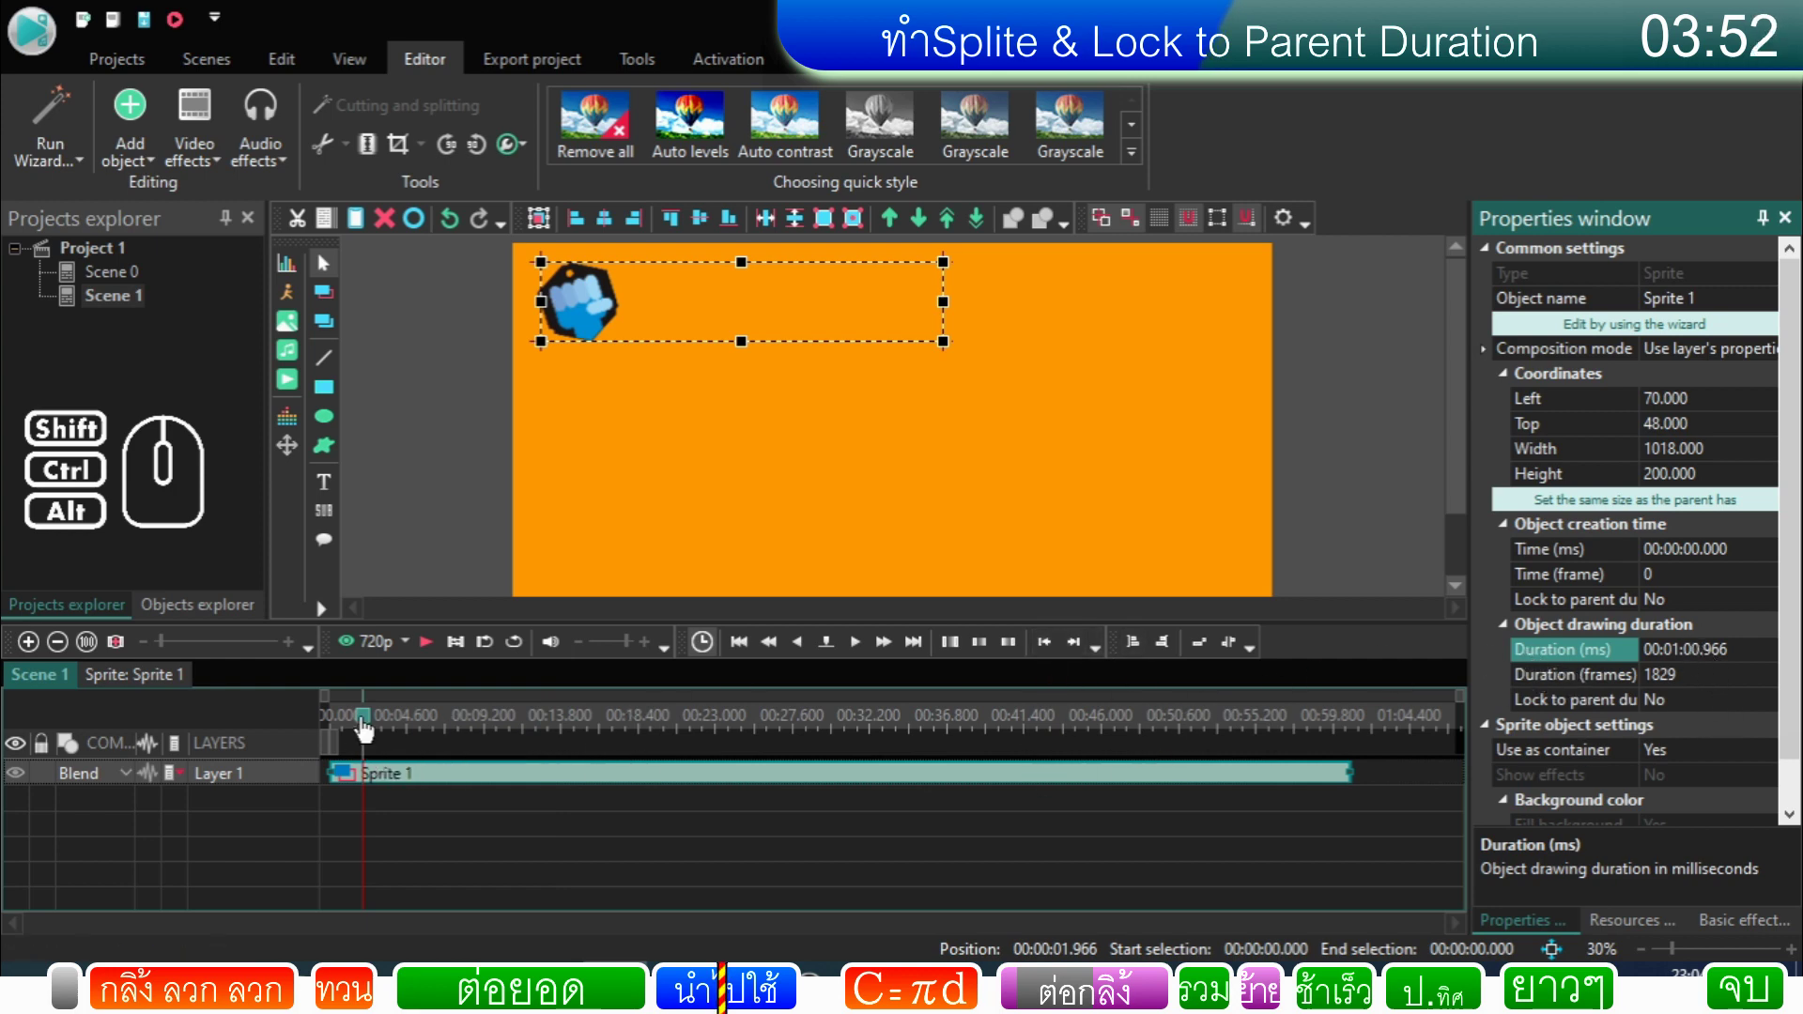
Step: Preview the 61-second Sprite 1 and check the Subscribe label near the 55-second mark
left_click_drag(369, 728, 333, 732)
left_click(435, 659)
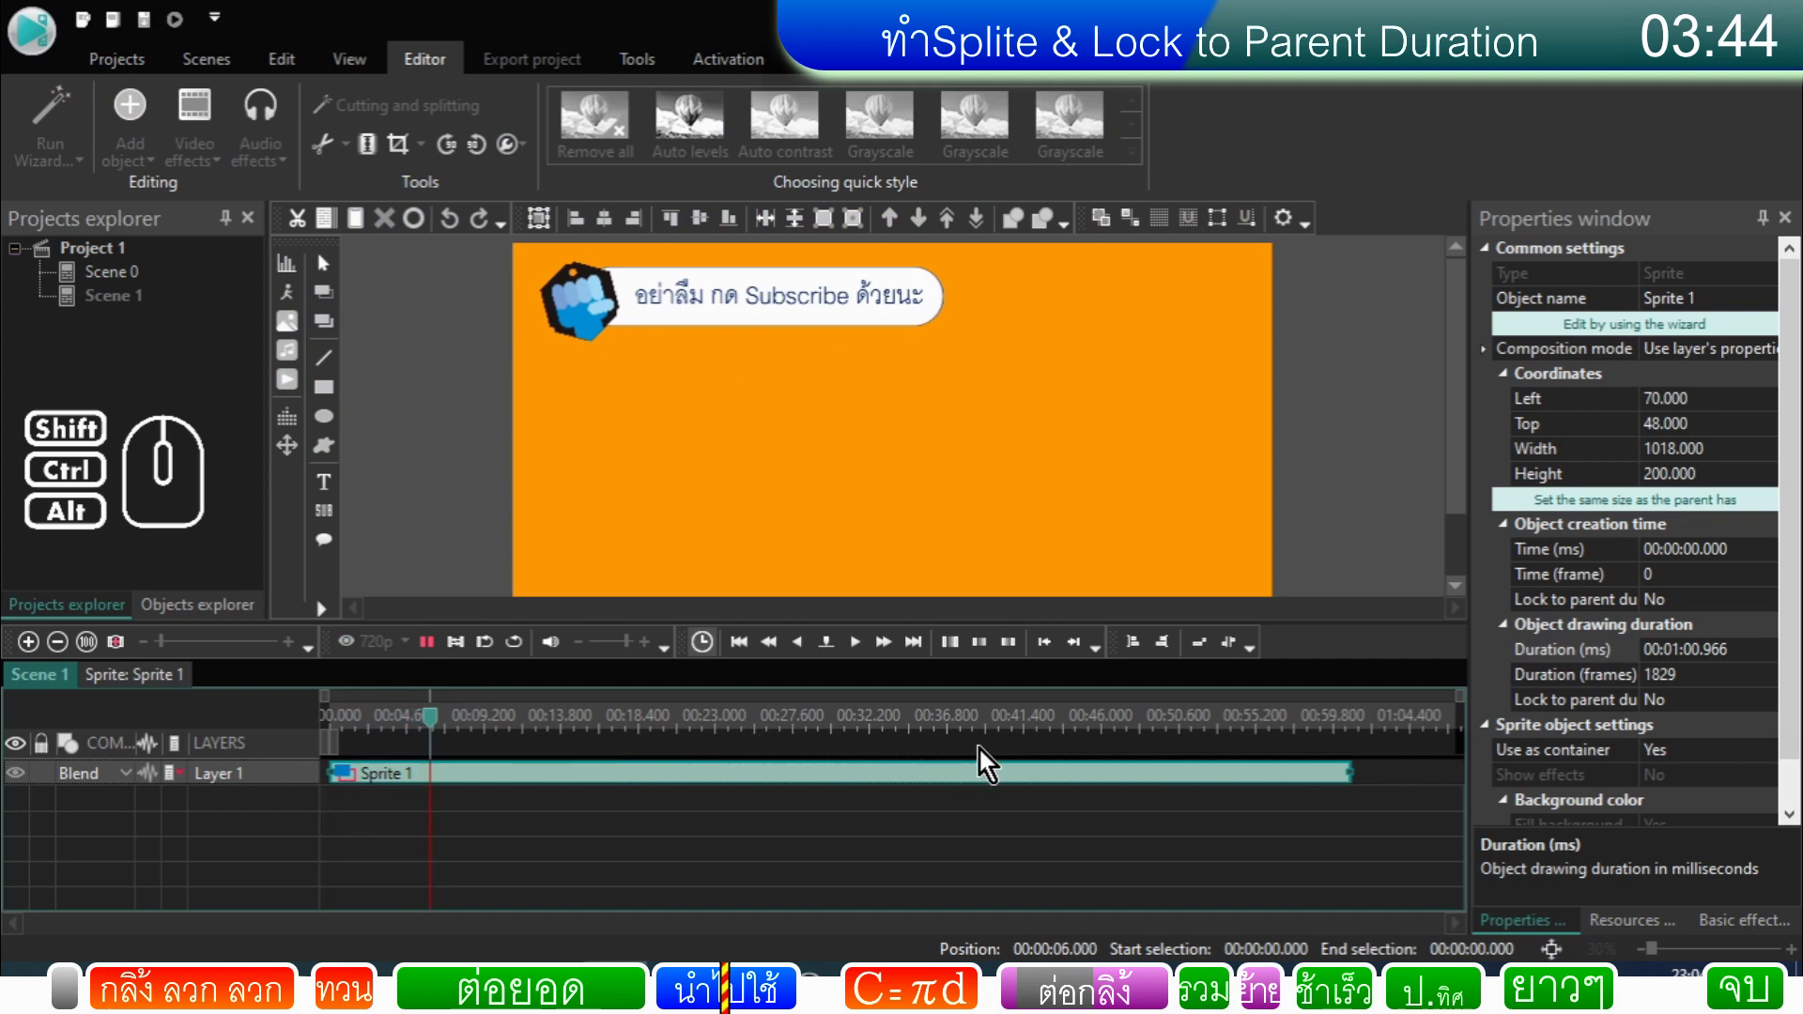
left_click(1320, 736)
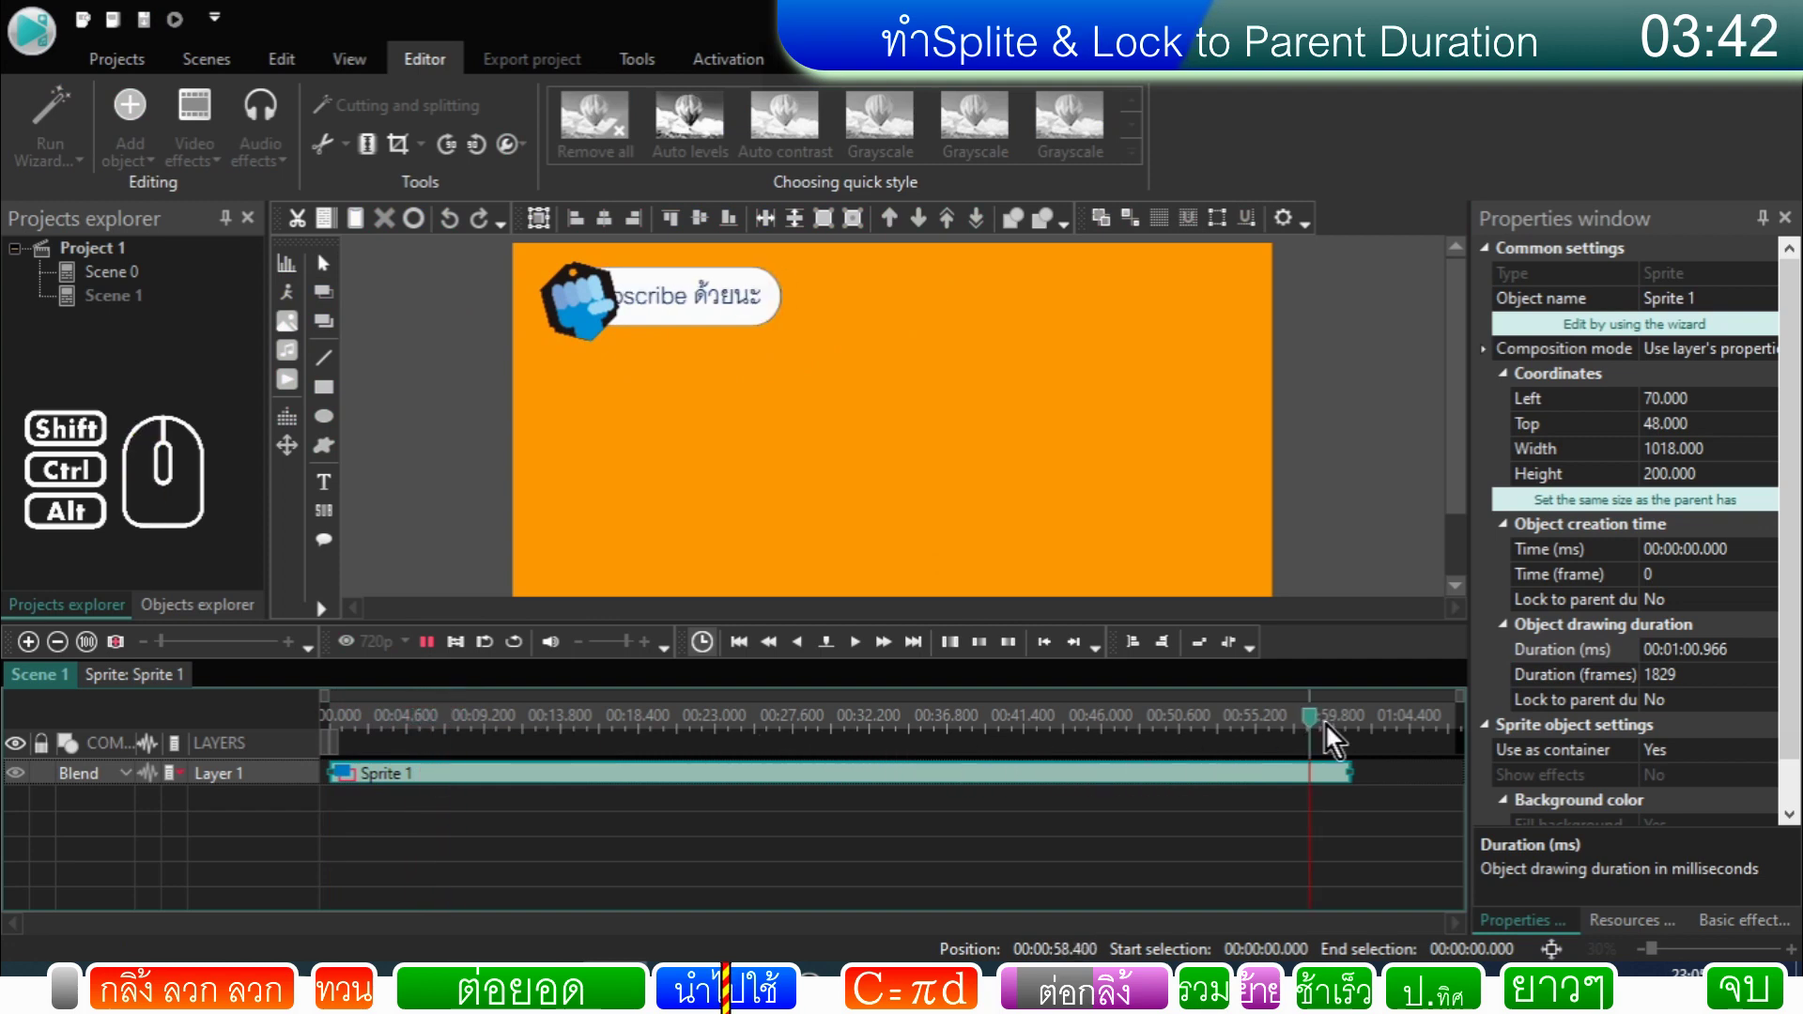
left_click(1291, 723)
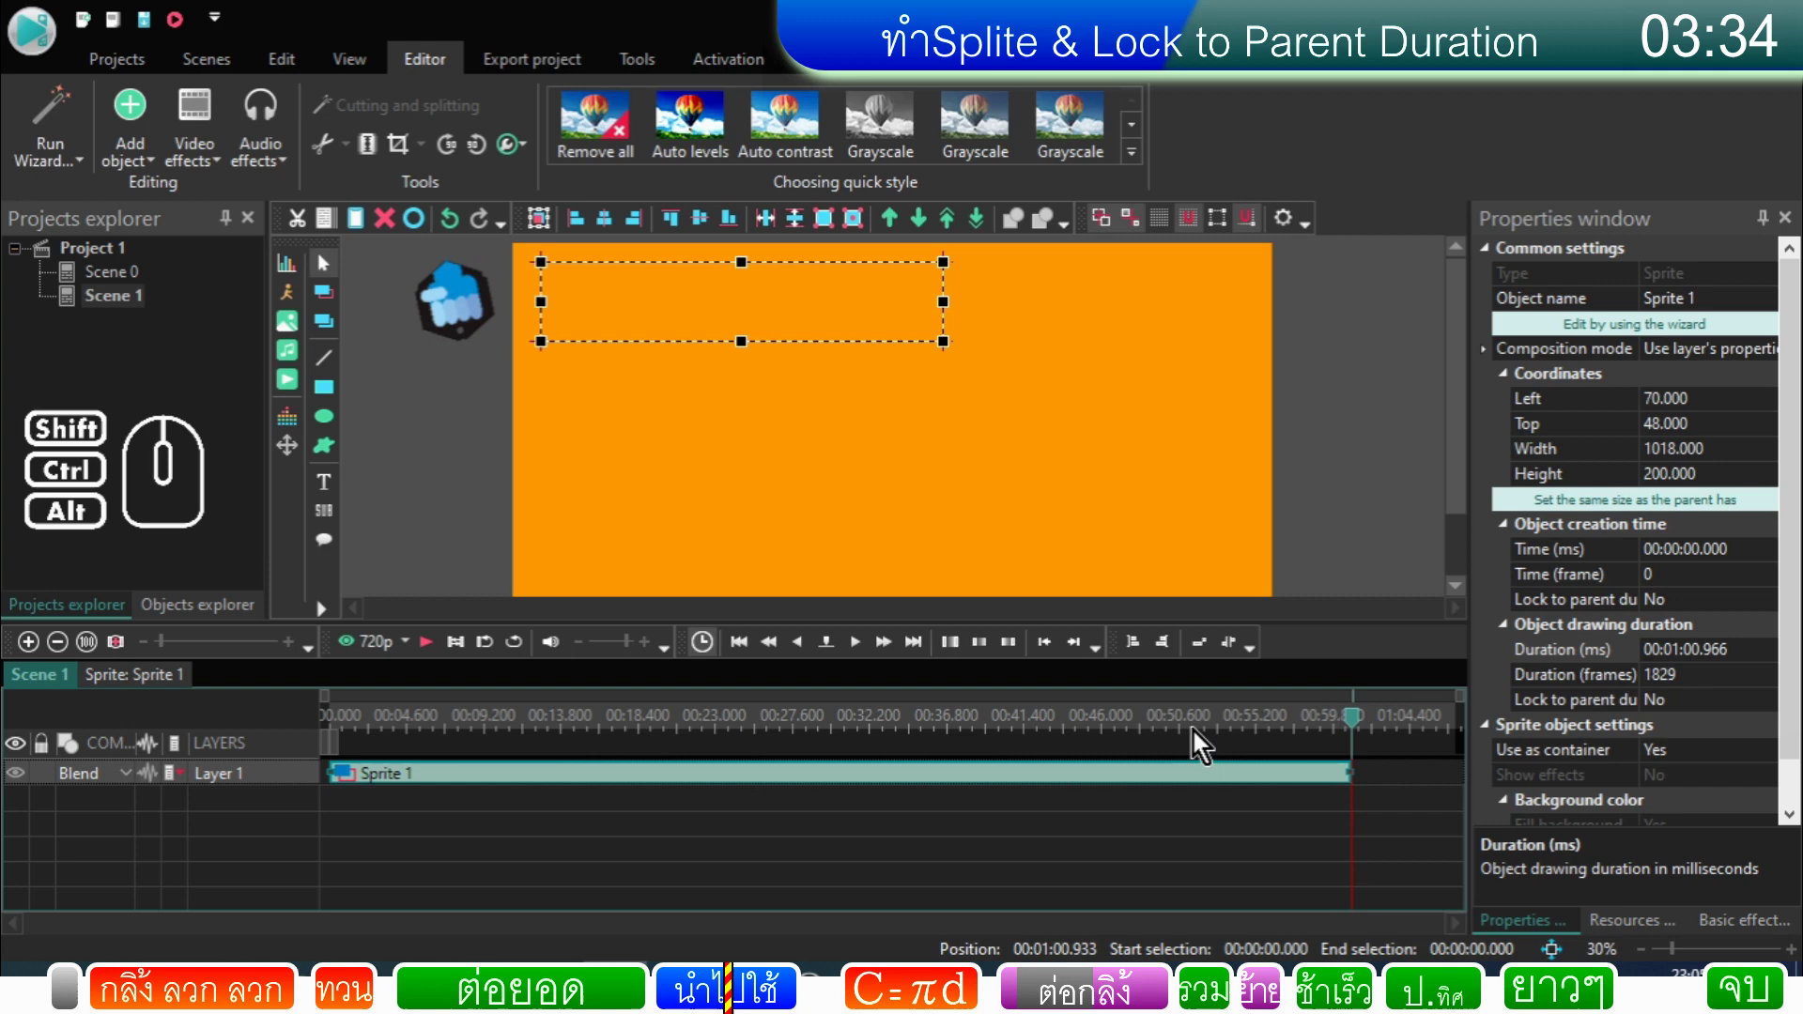
left_click(1264, 725)
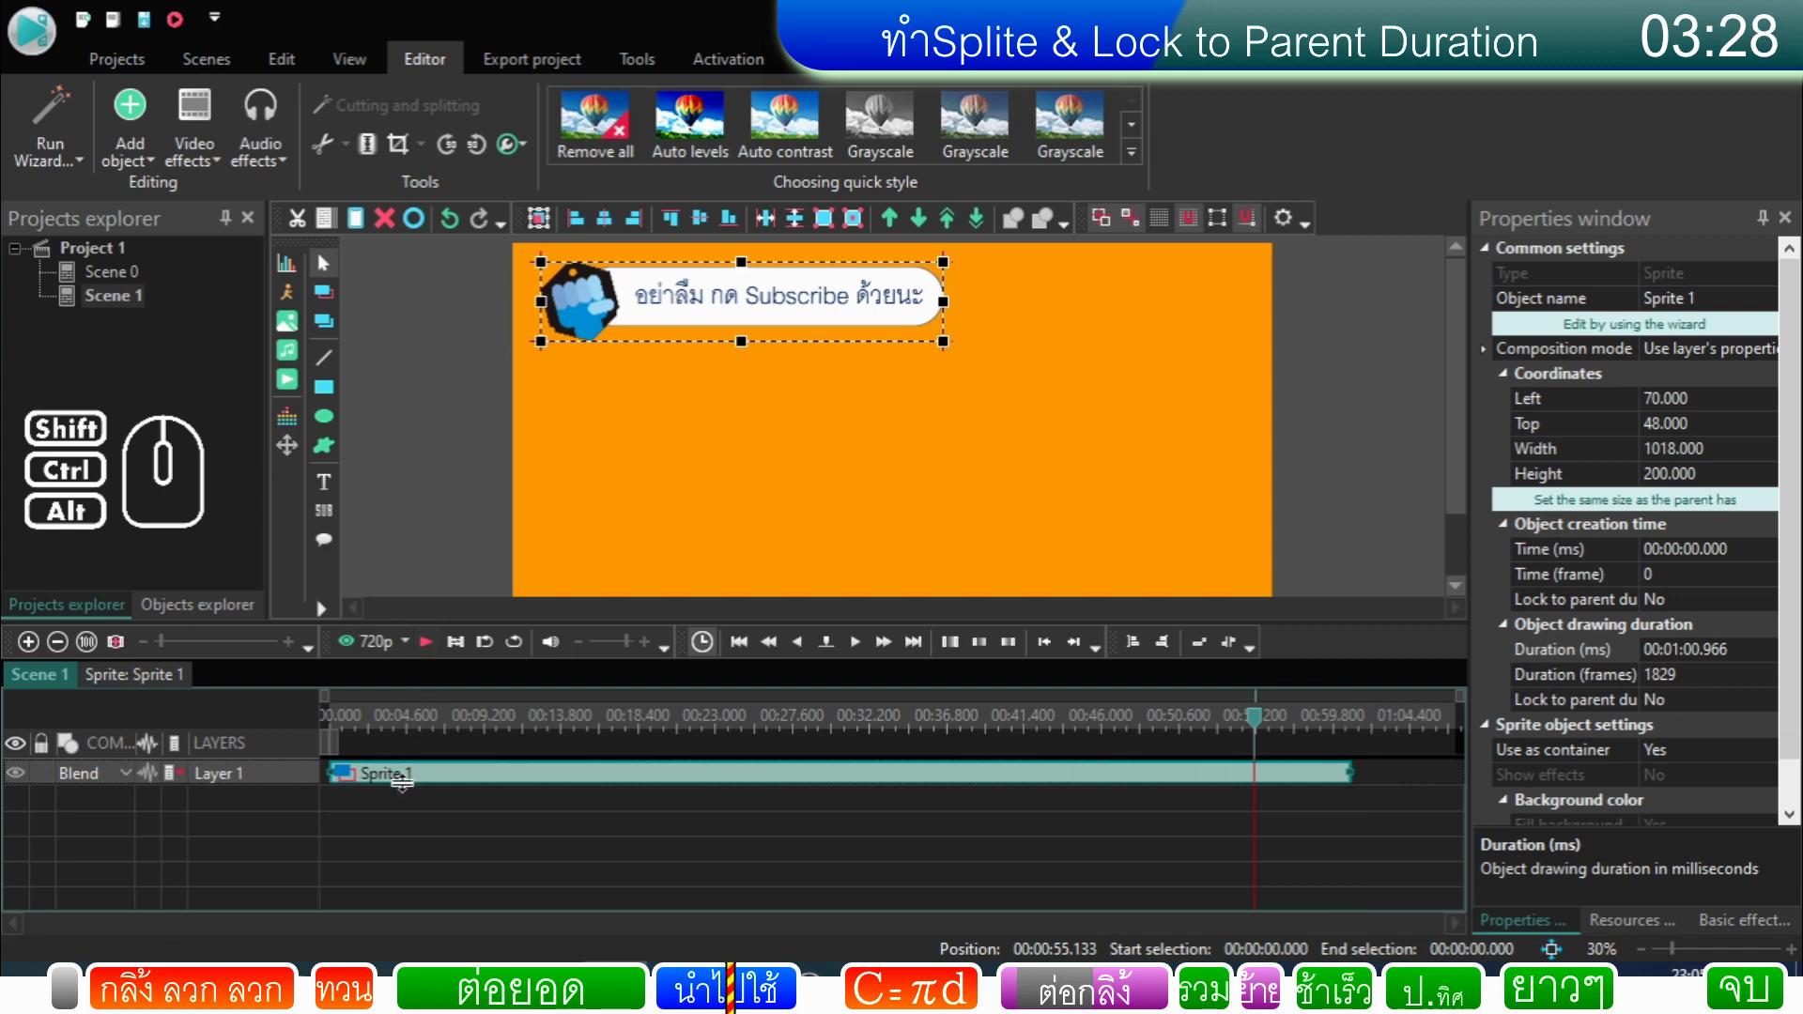
Step: Inside the sprite, set Text 1's Coordinates > Top from 60 to 73
double_click(411, 791)
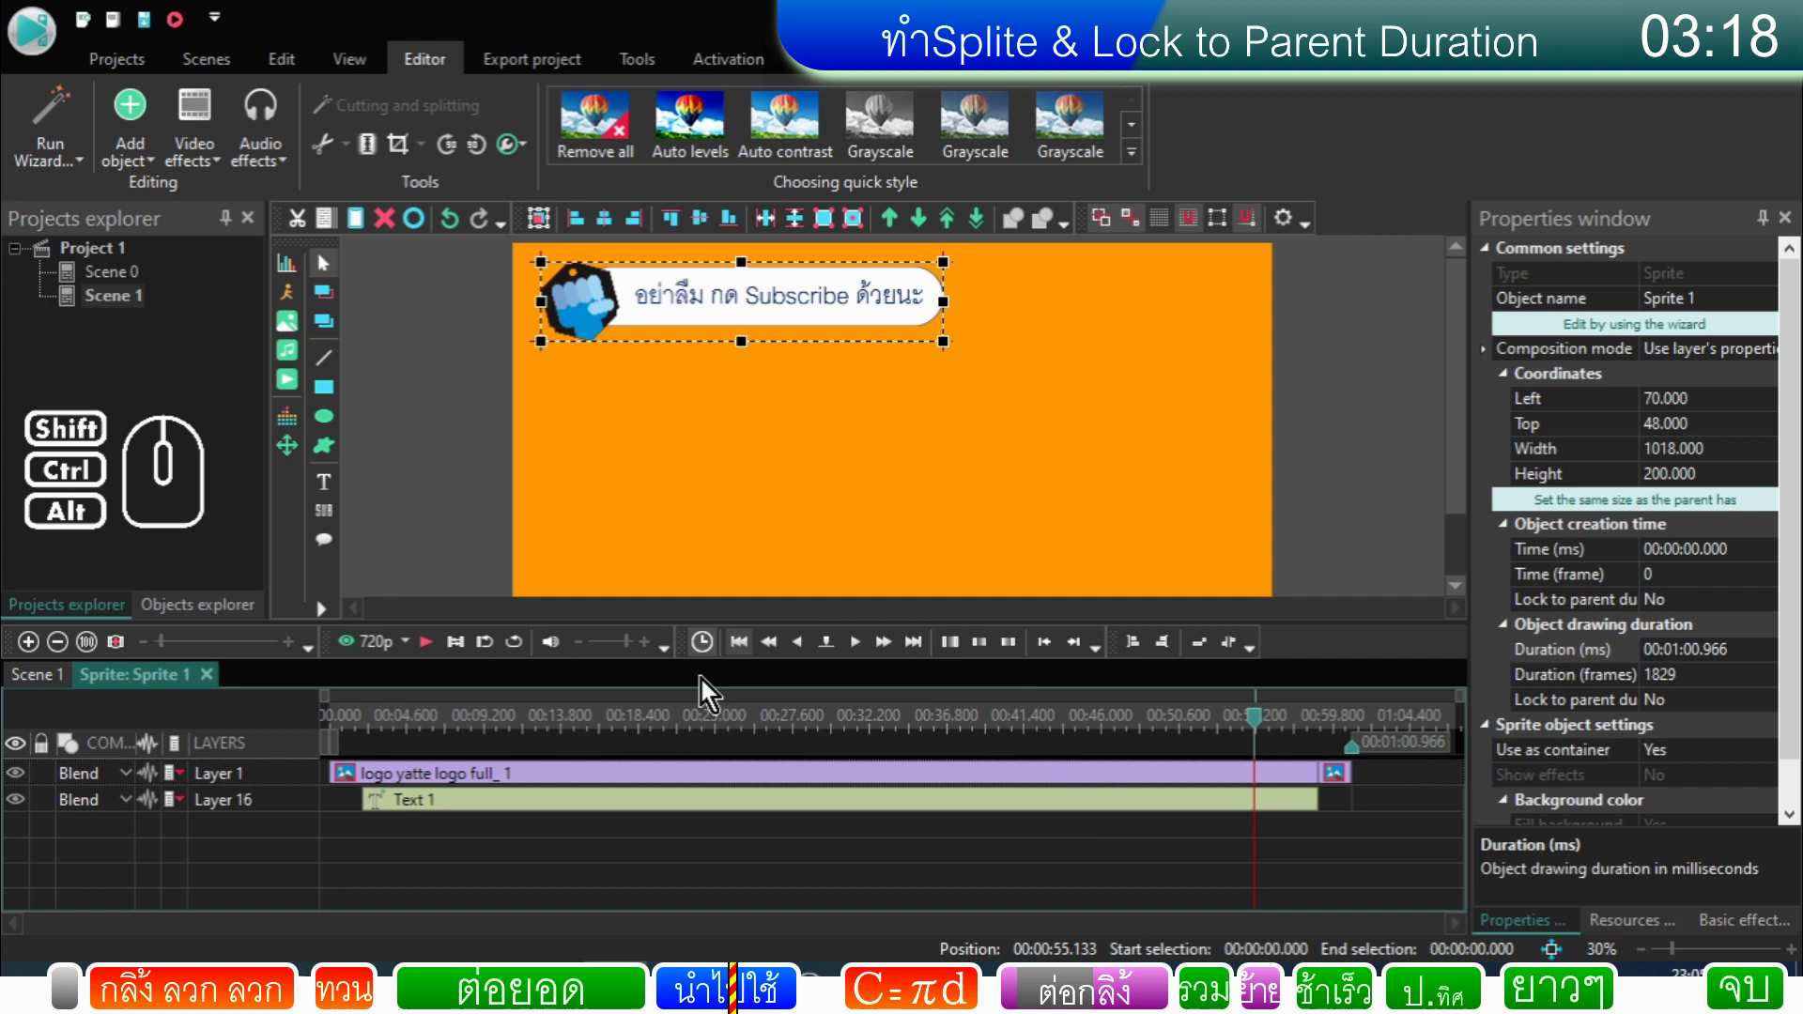
left_click(622, 816)
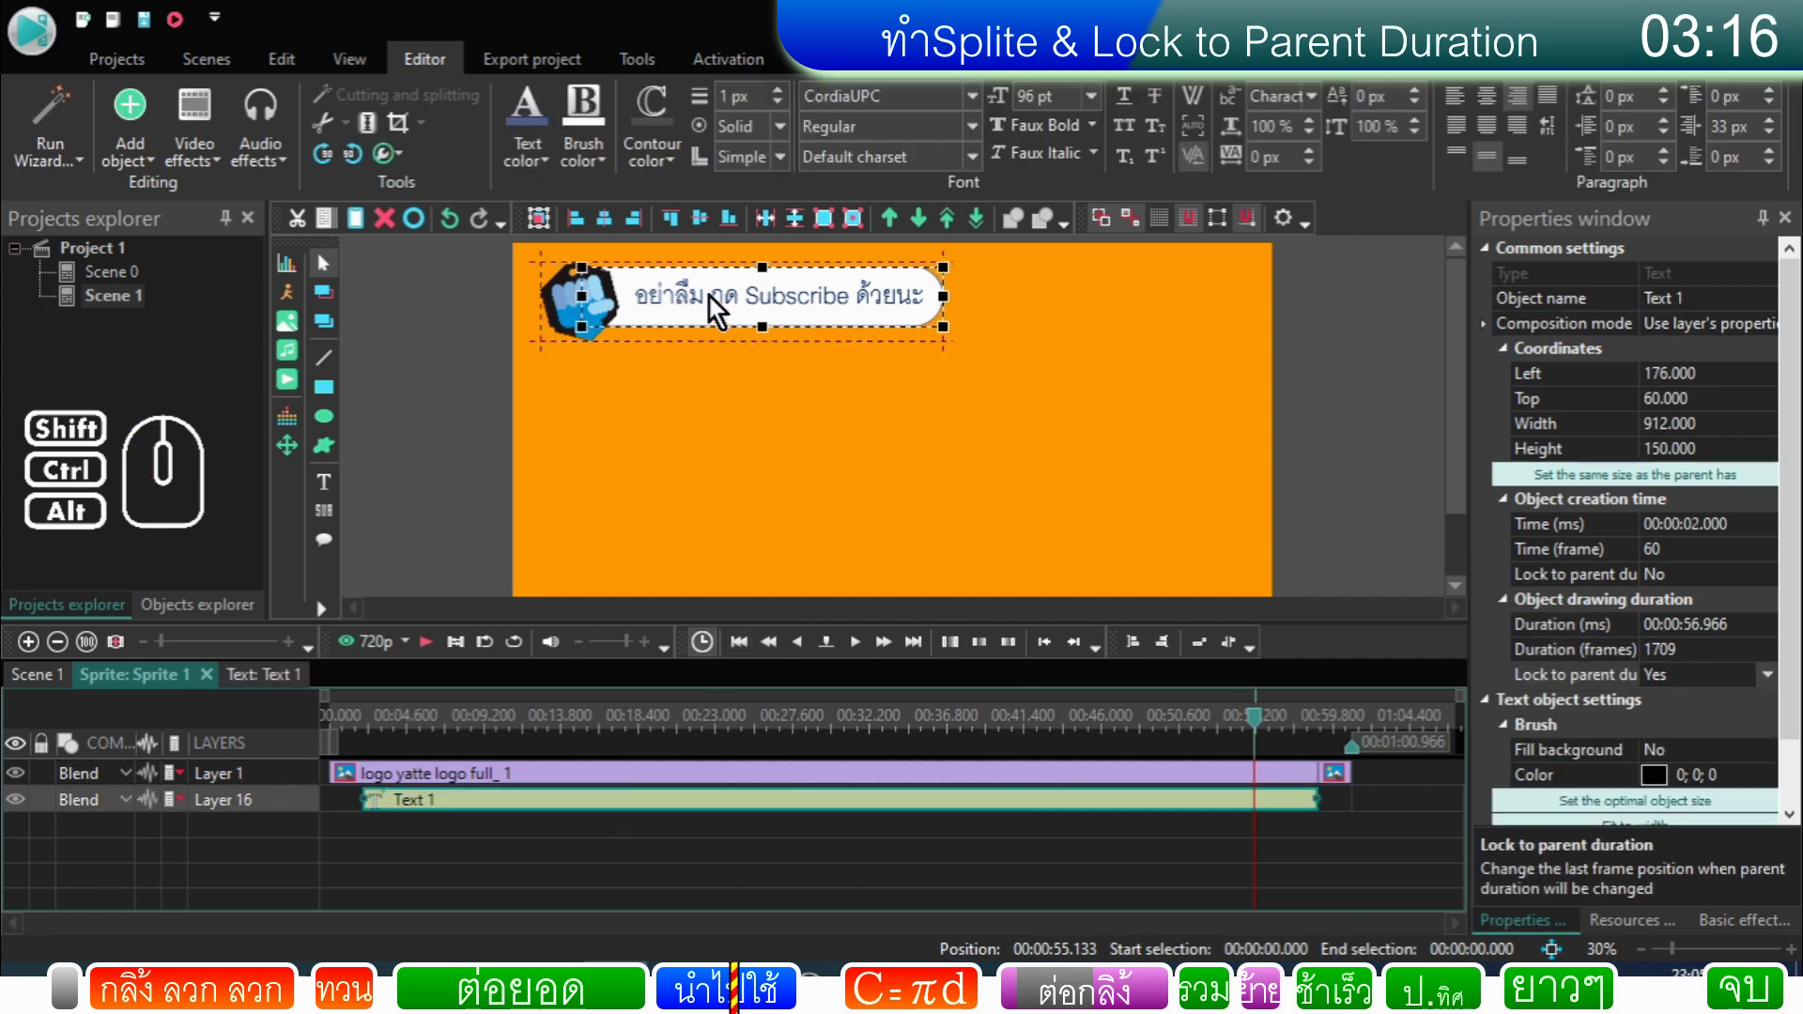
left_click(761, 302)
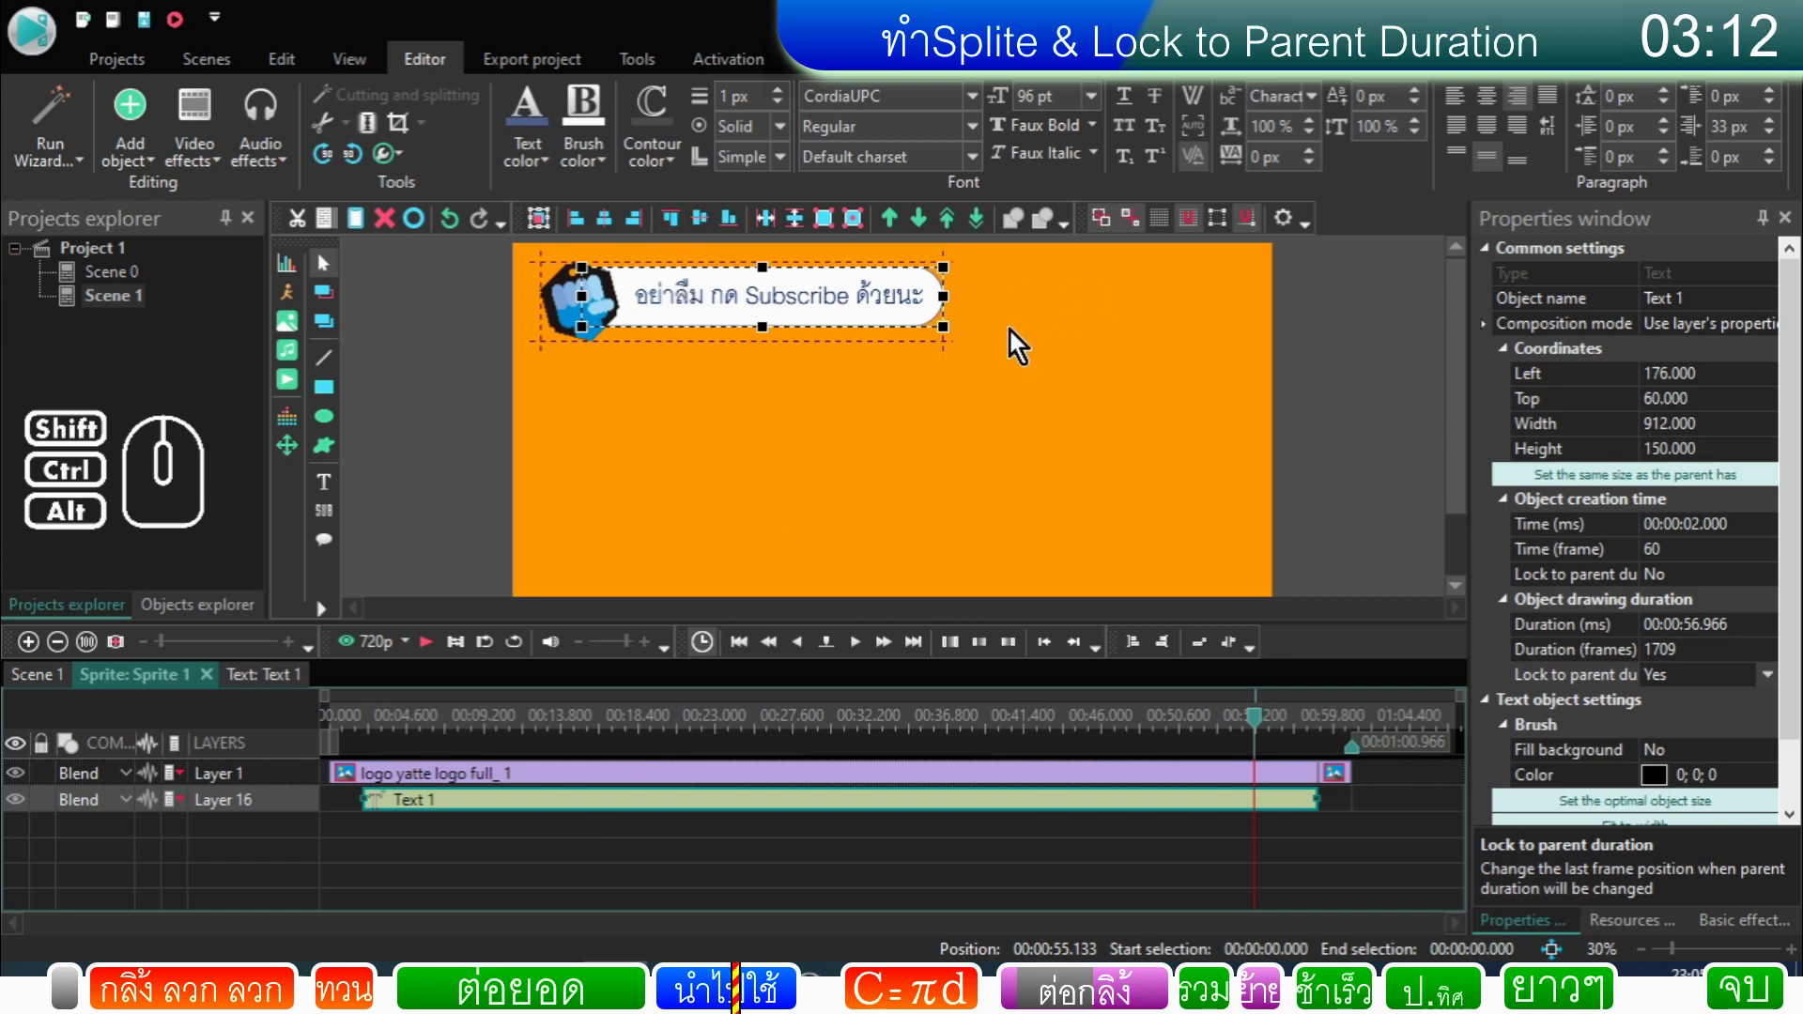
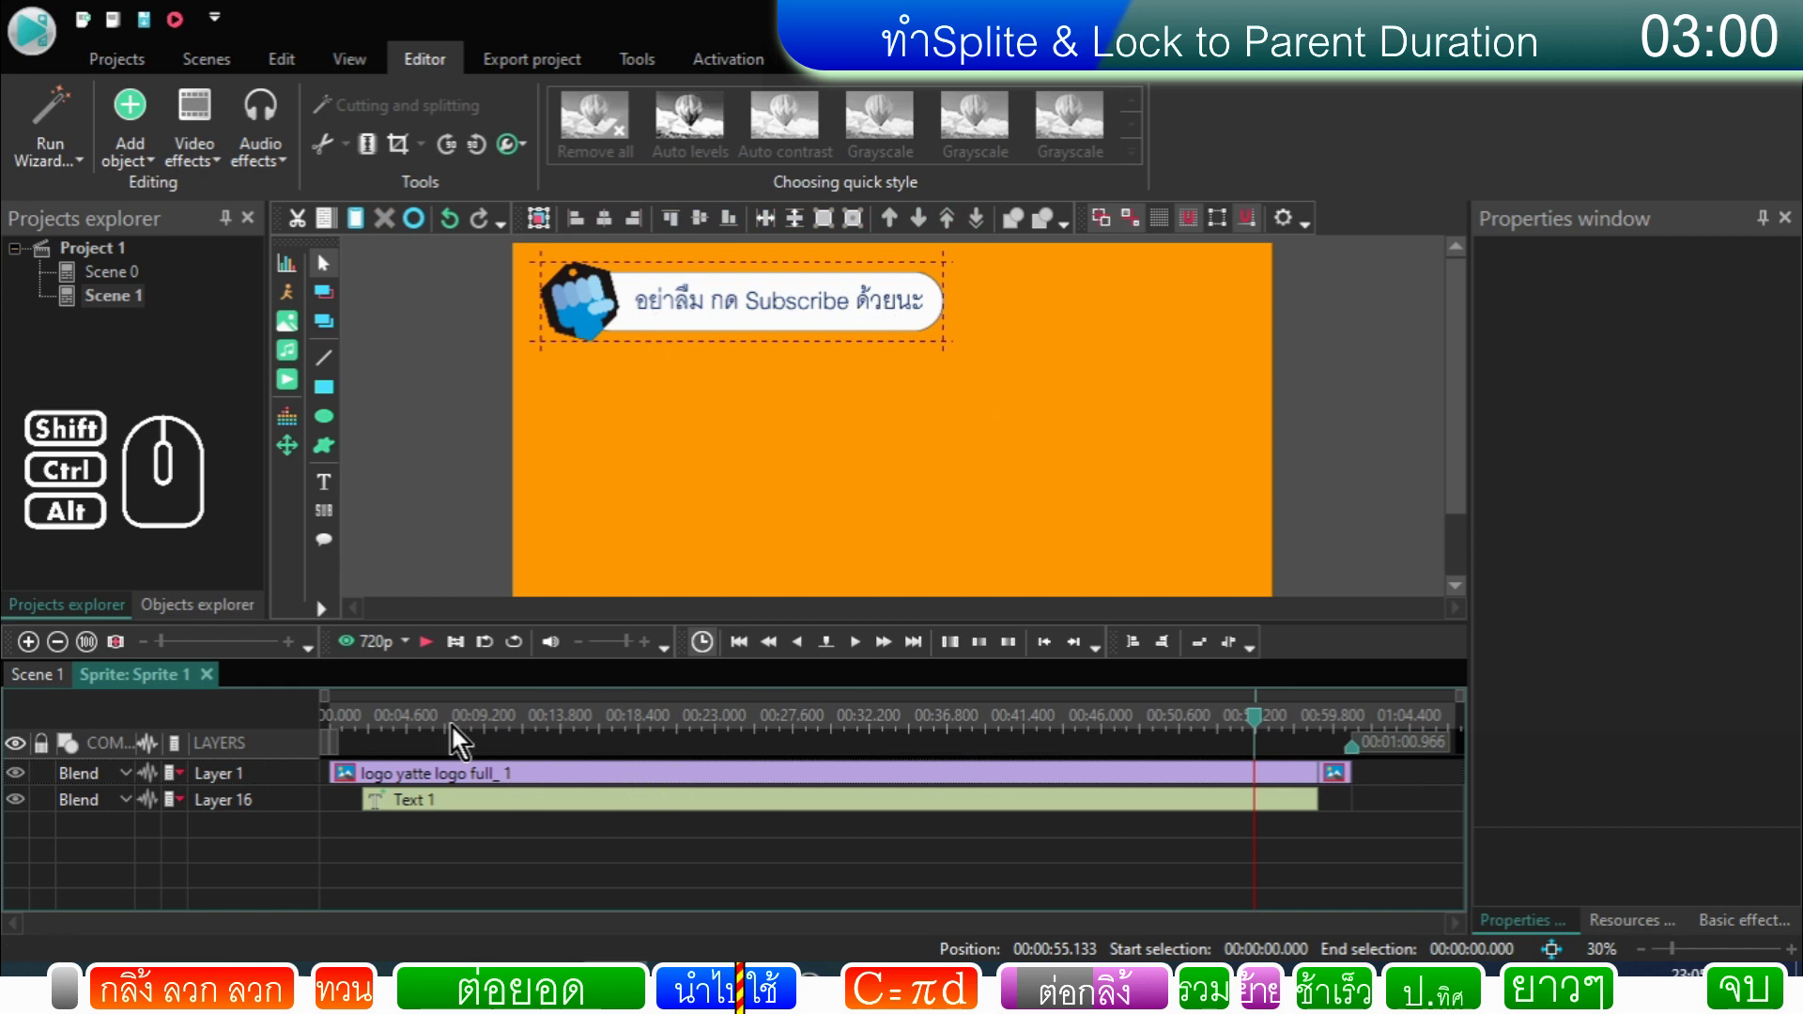
left_click(435, 730)
left_click(404, 816)
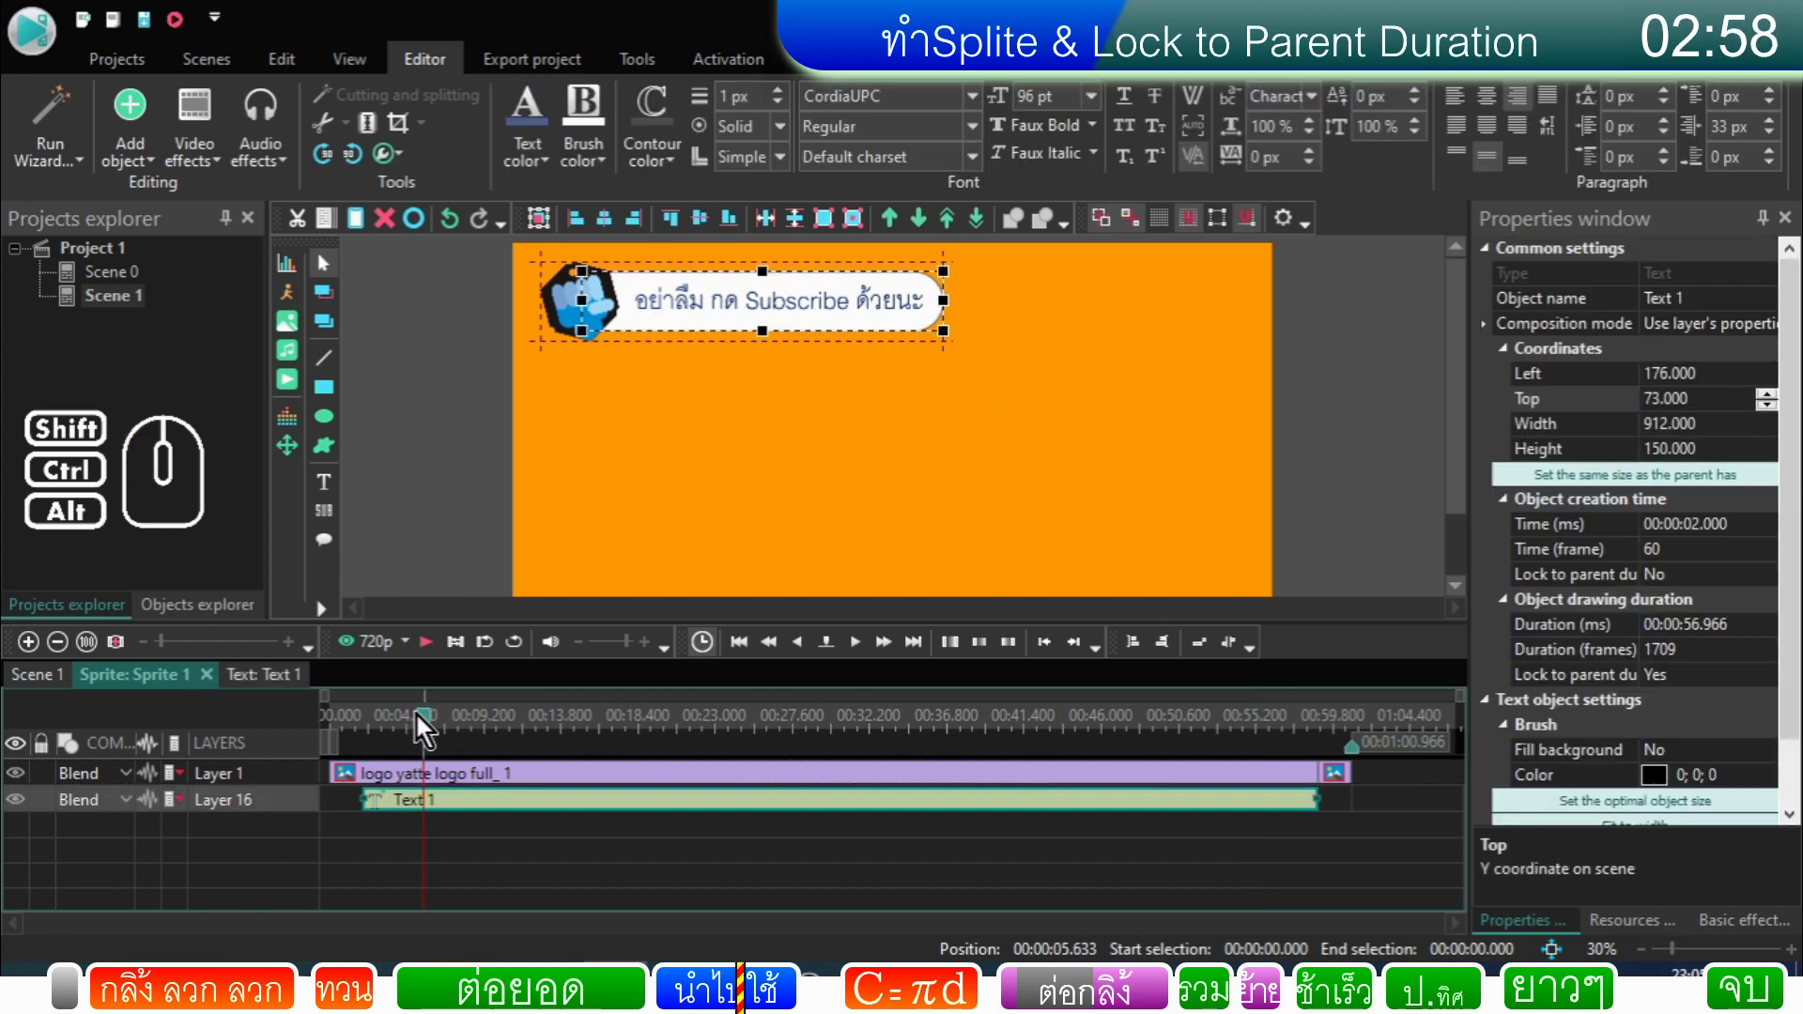
Step: Preview the sprite, then select the Subscribe text on the canvas at about 27 seconds
left_click_drag(435, 728, 321, 737)
left_click(444, 656)
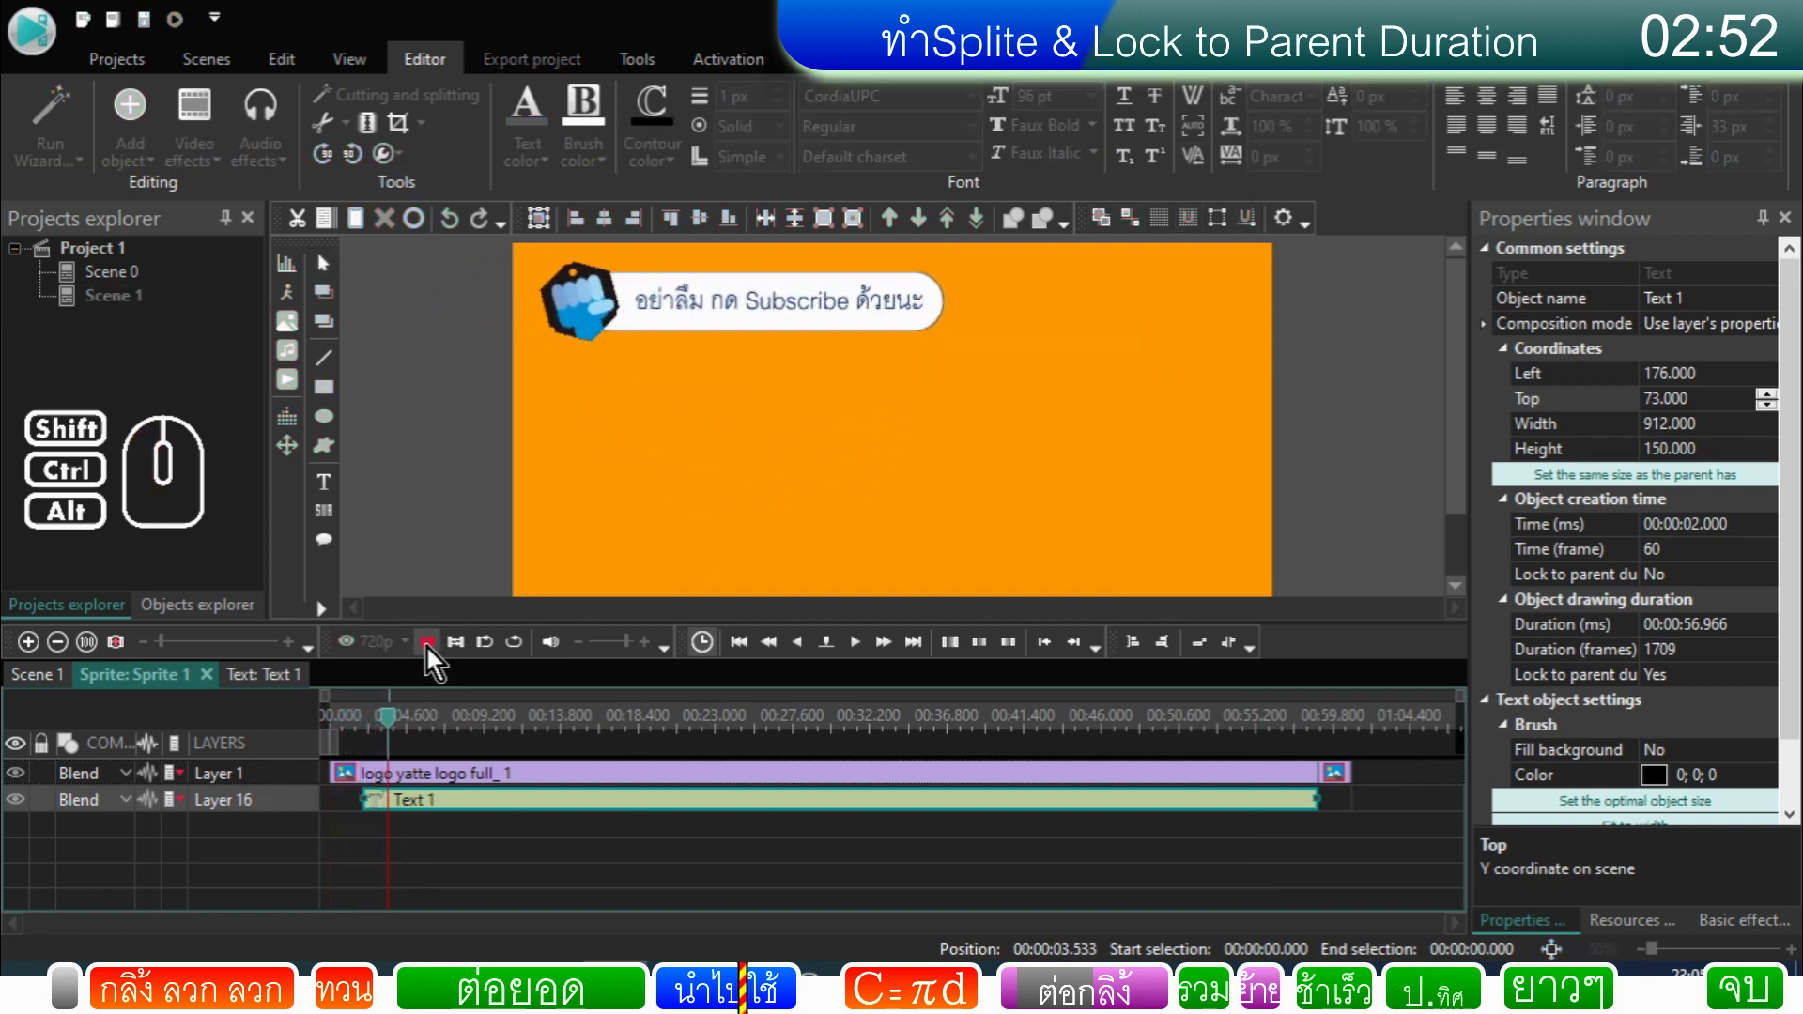
left_click(436, 656)
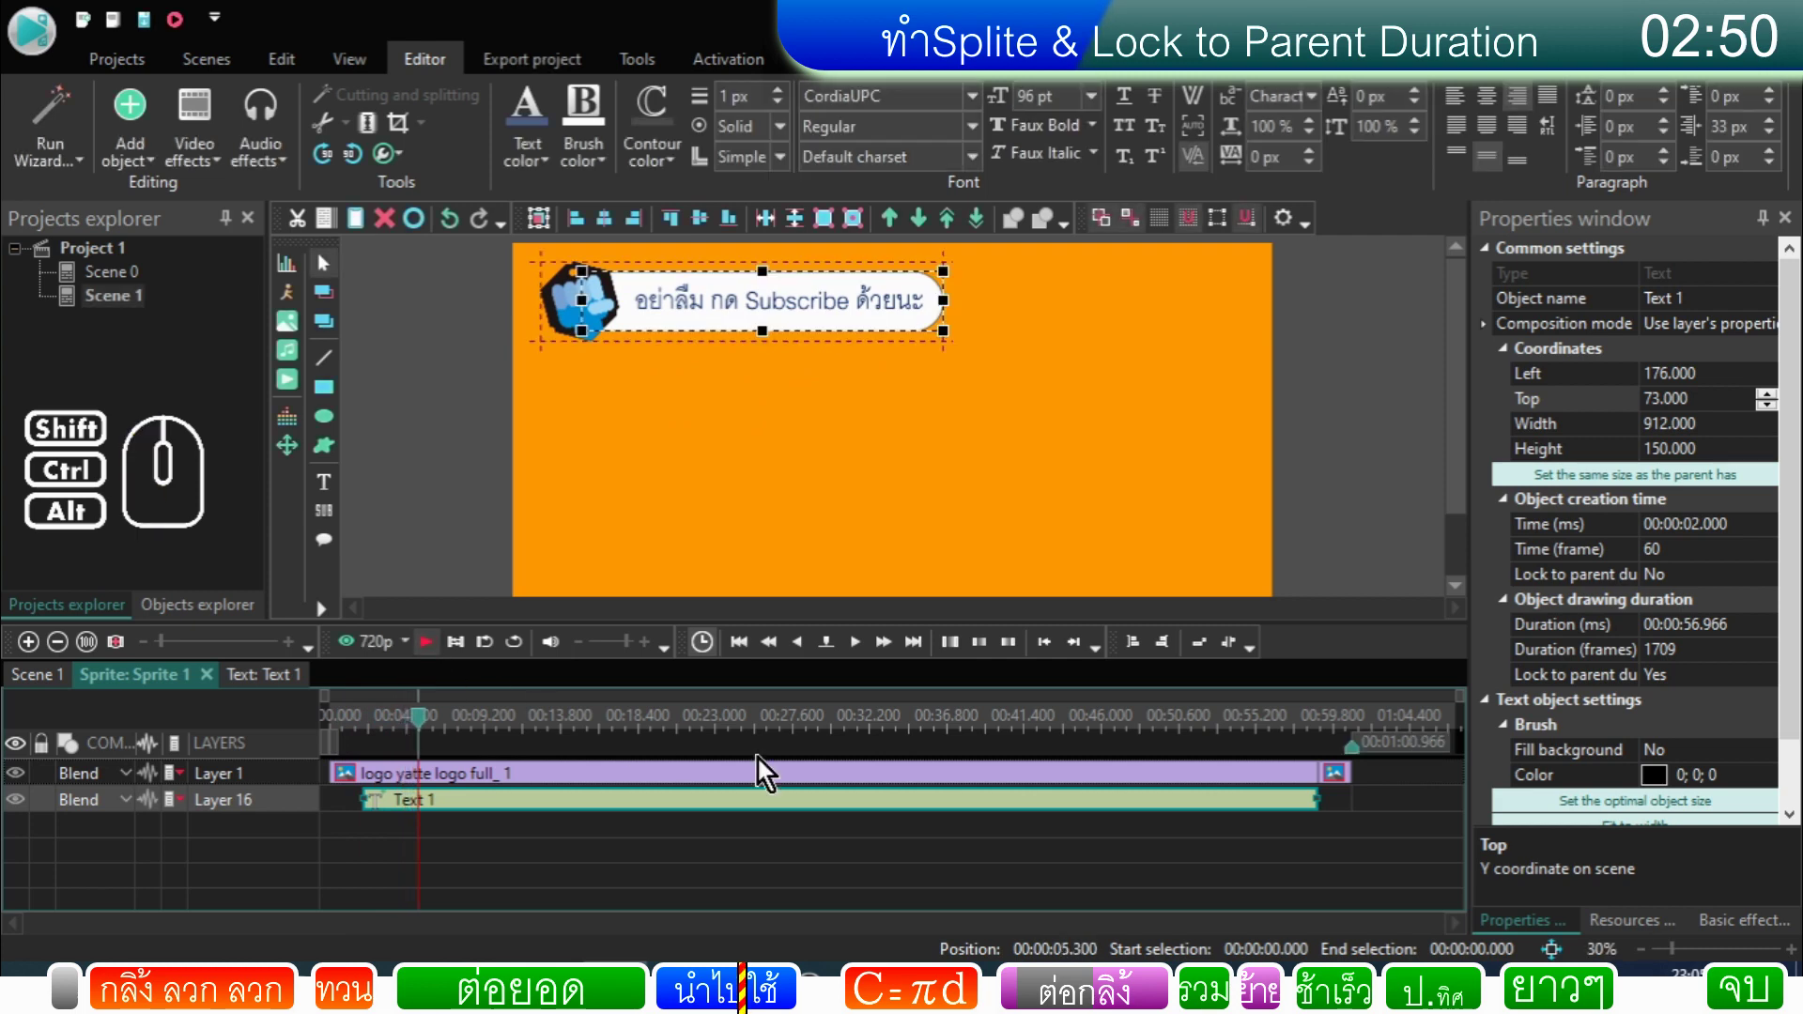
left_click(791, 741)
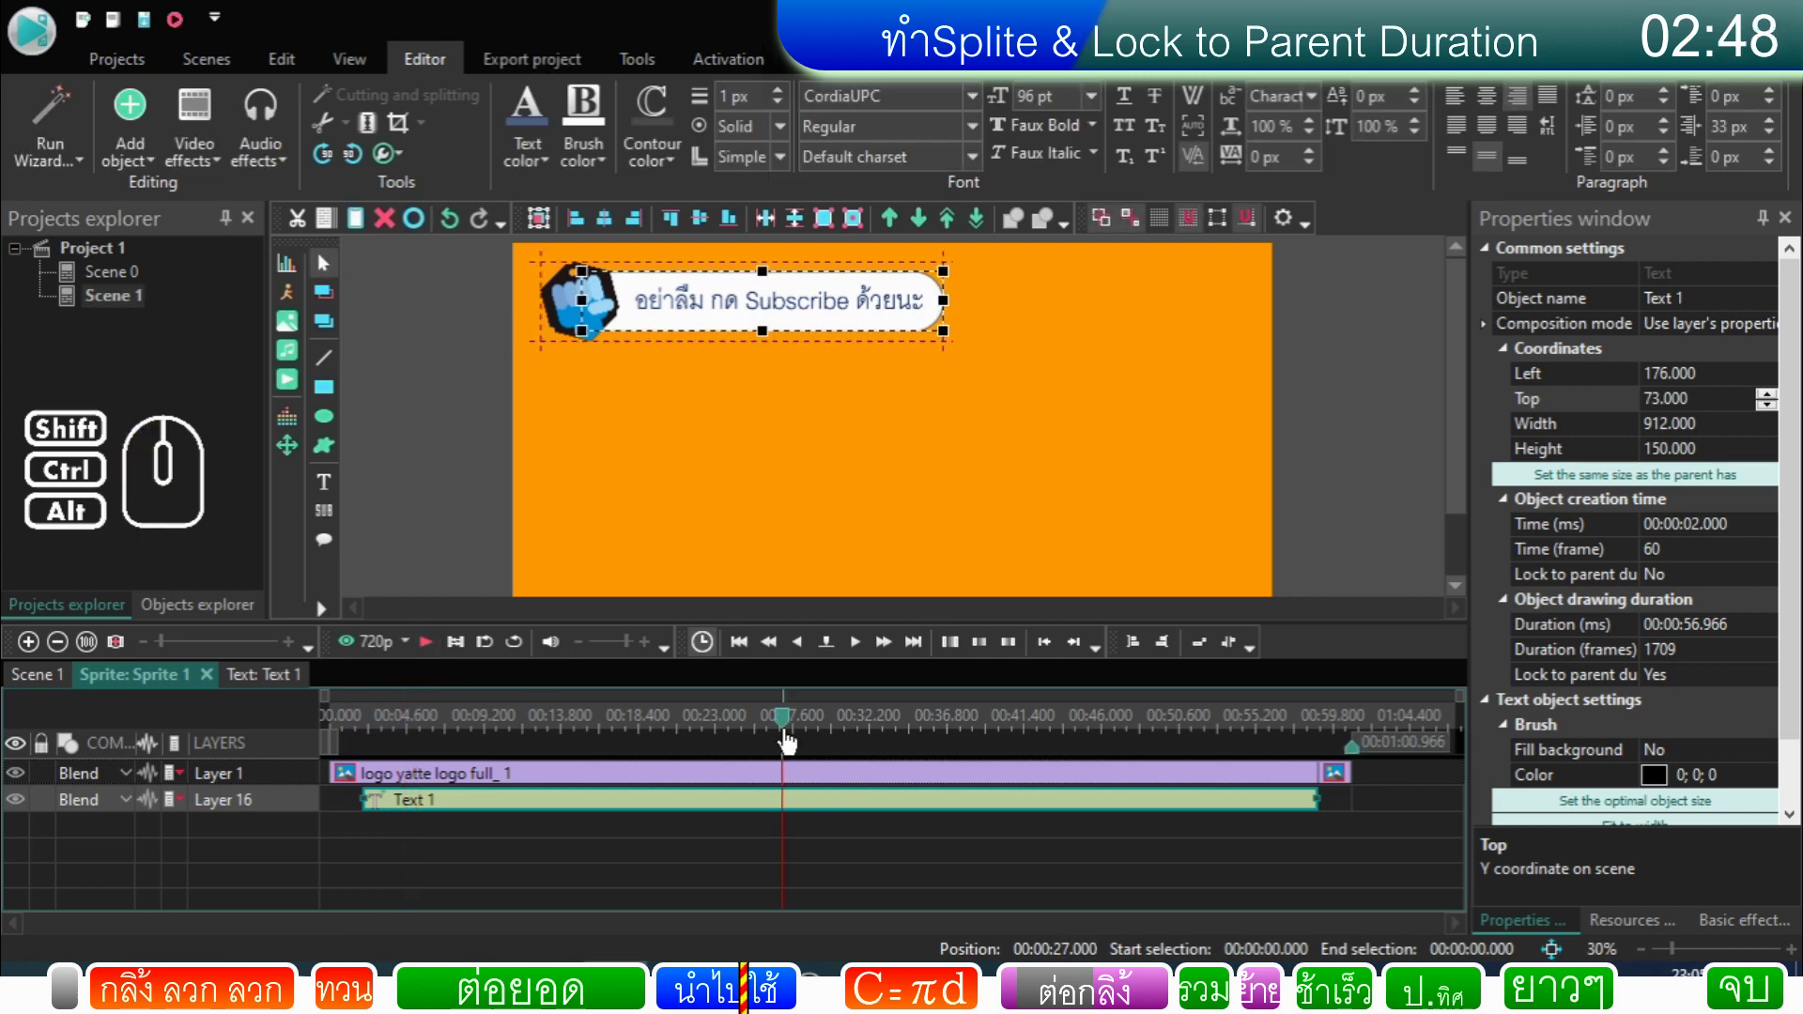
left_click(697, 820)
left_click(689, 832)
left_click(641, 811)
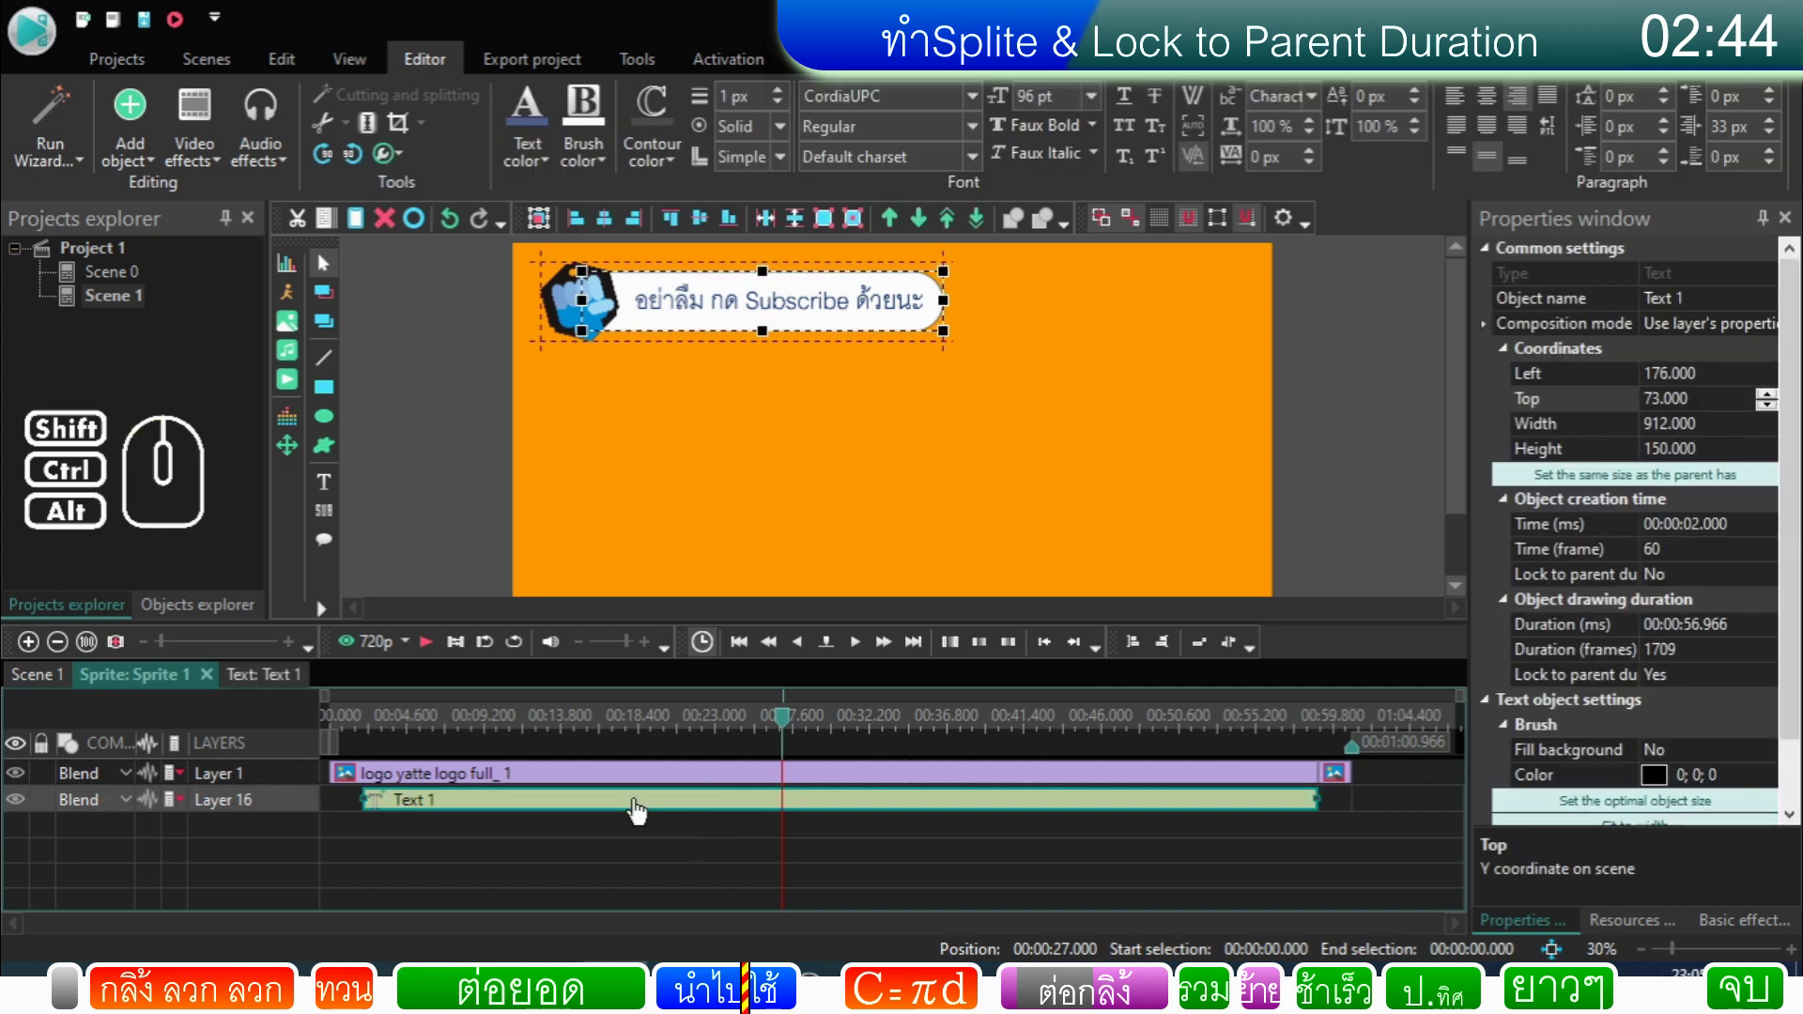
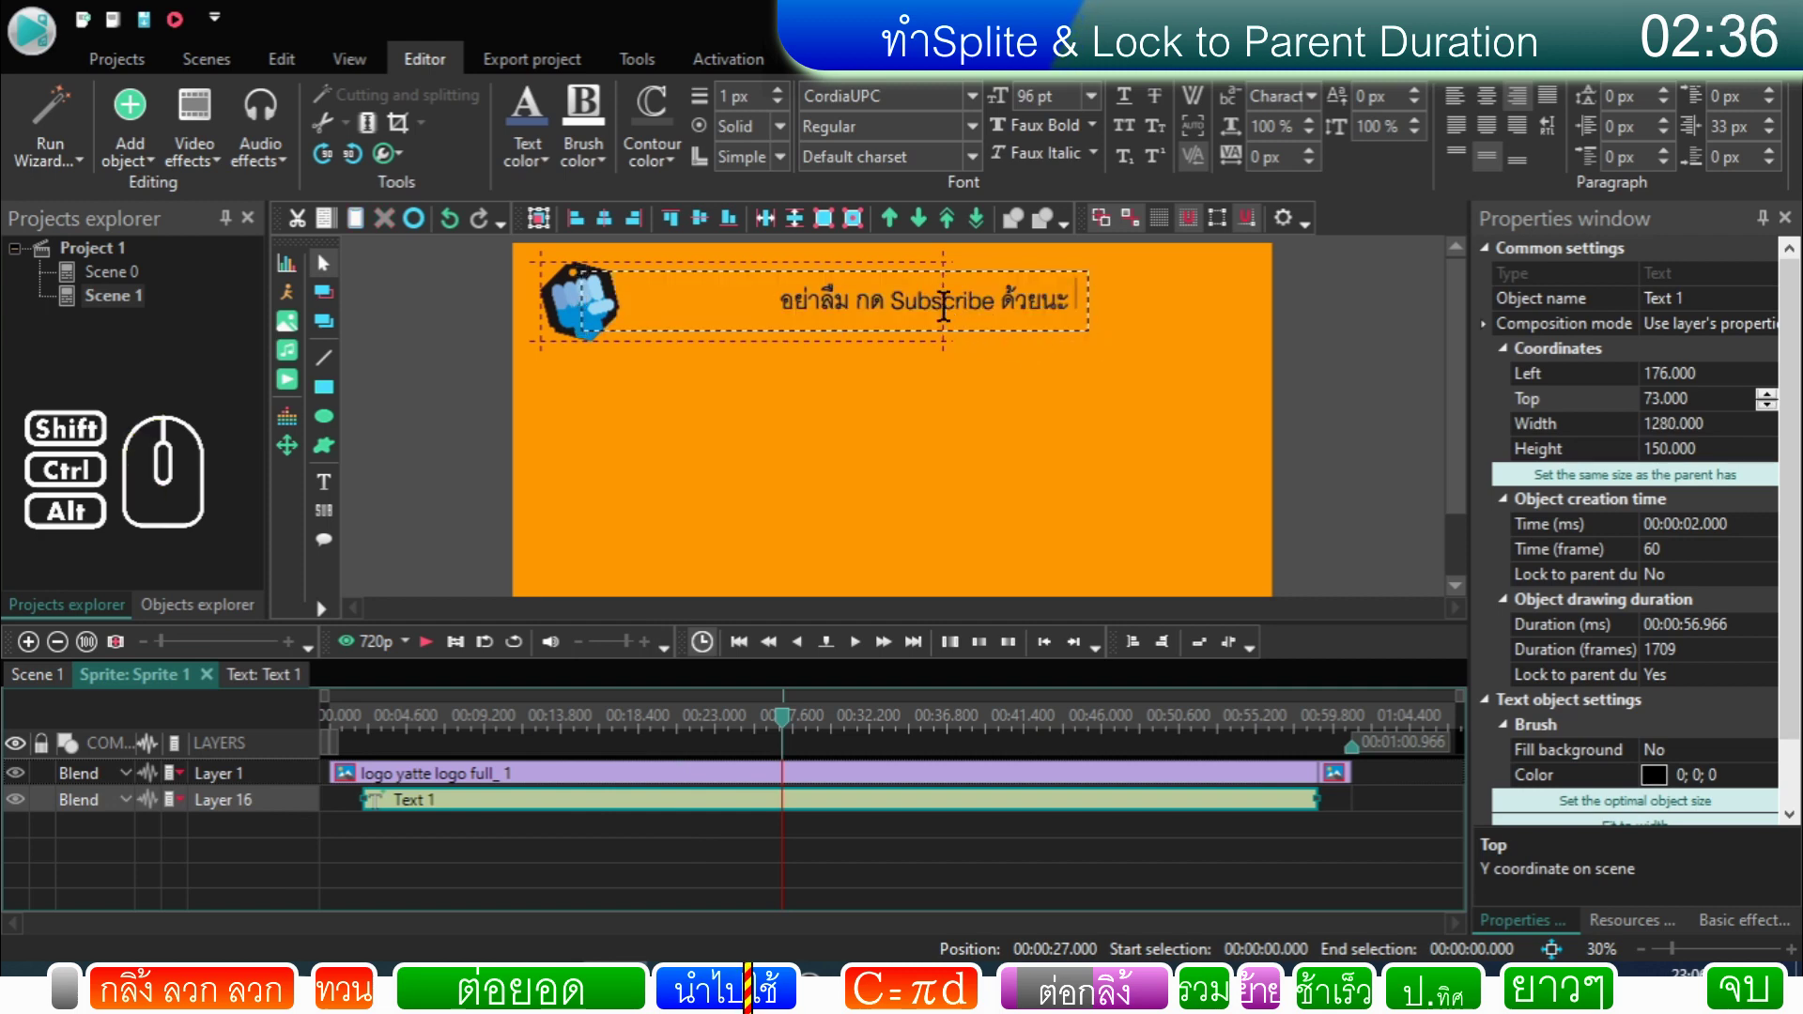
Step: Append รบกวนหน่อยอิอิ to the Subscribe message and play the sprite through
left_click(1004, 333)
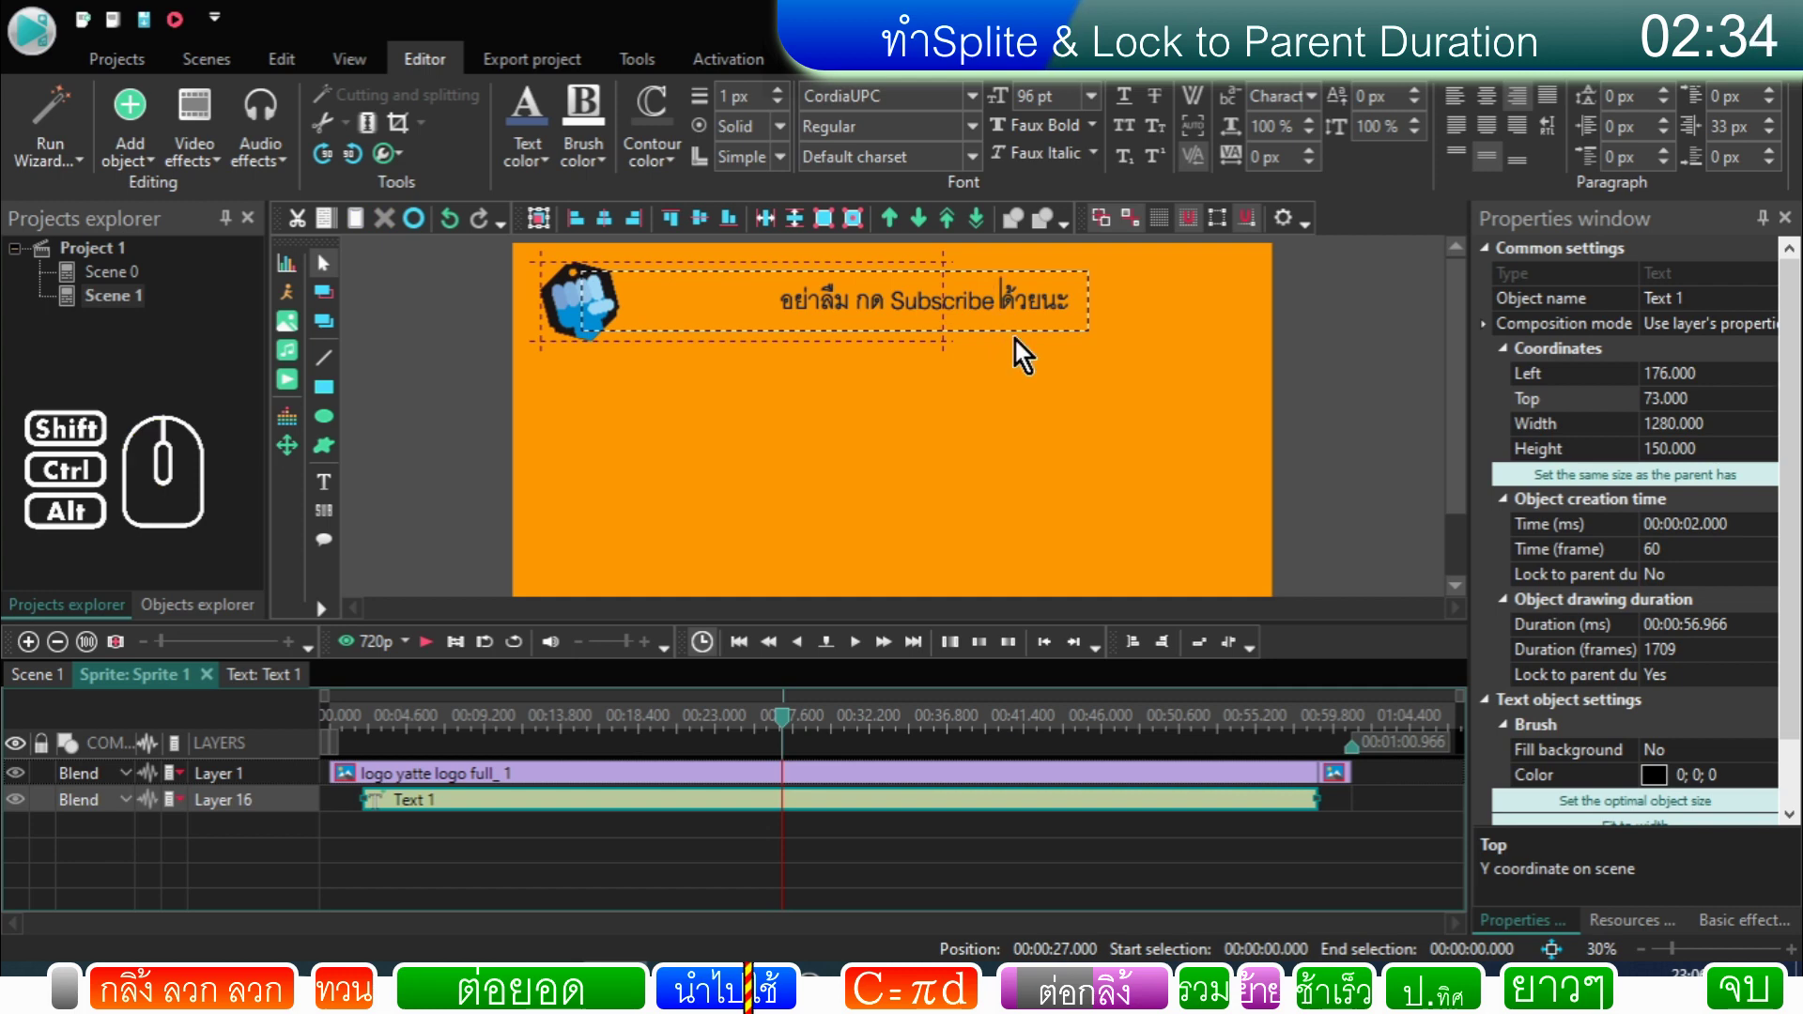
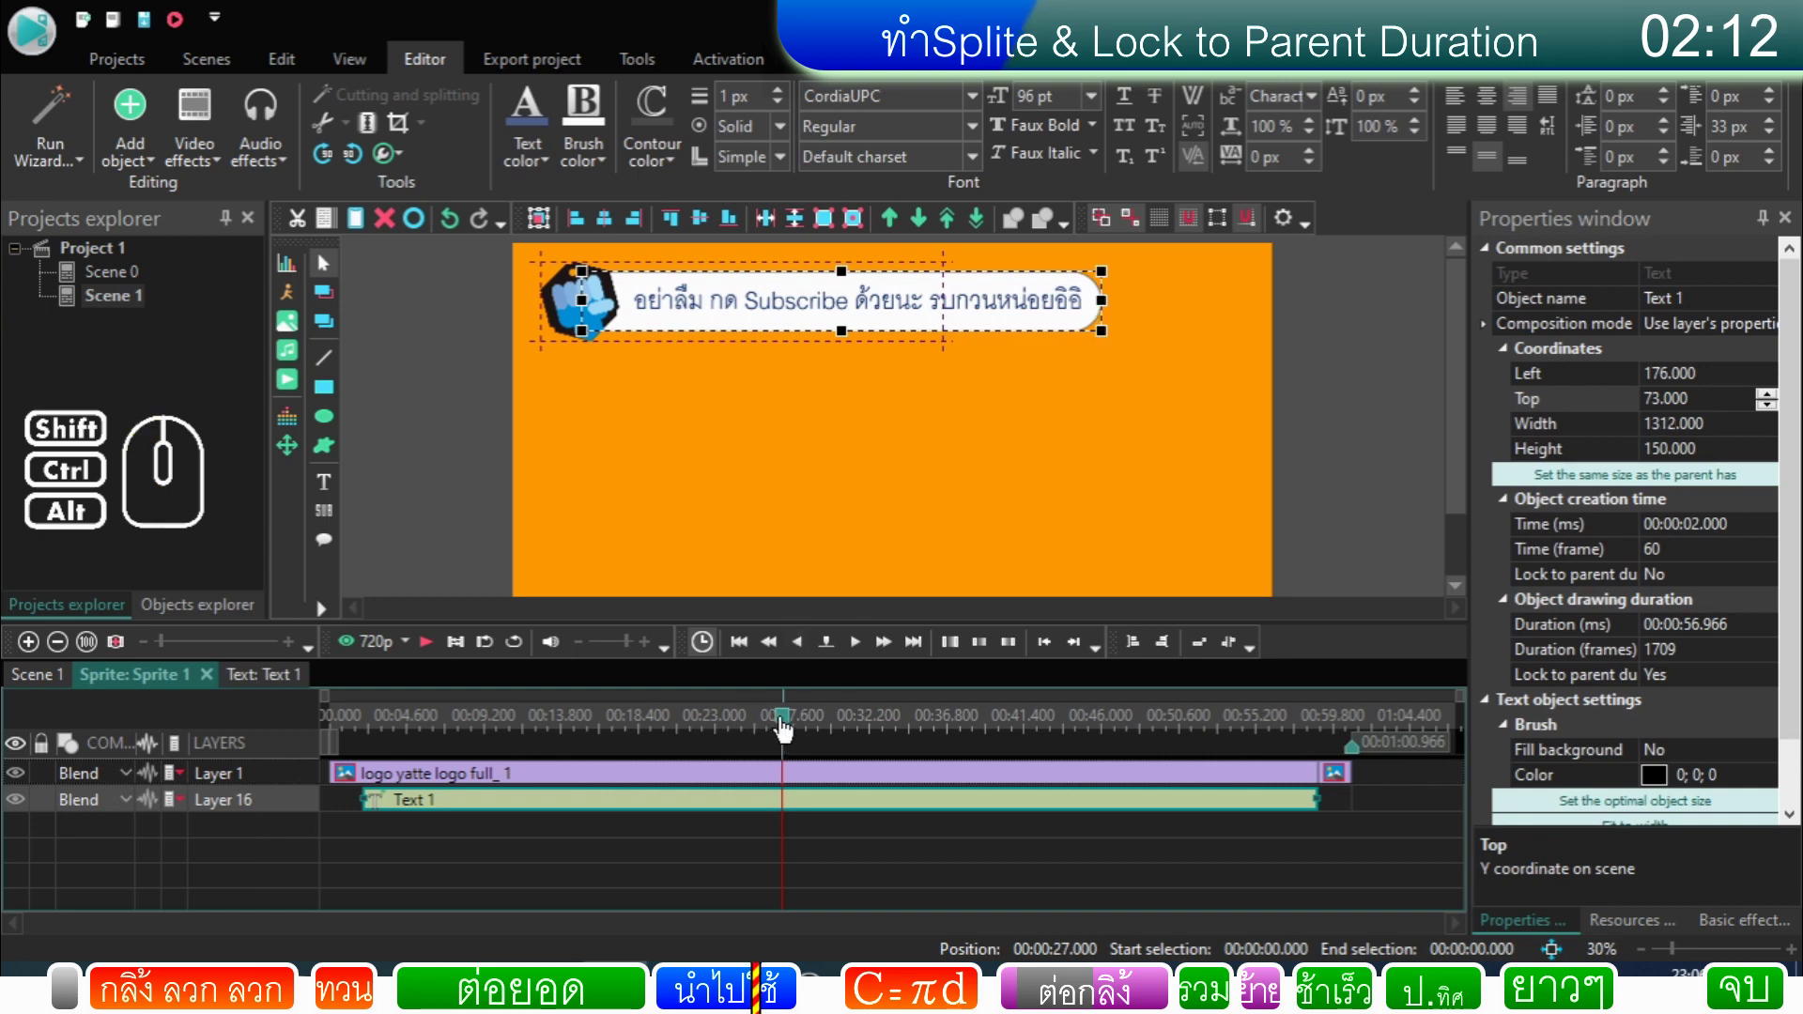
left_click(788, 729)
left_click(439, 657)
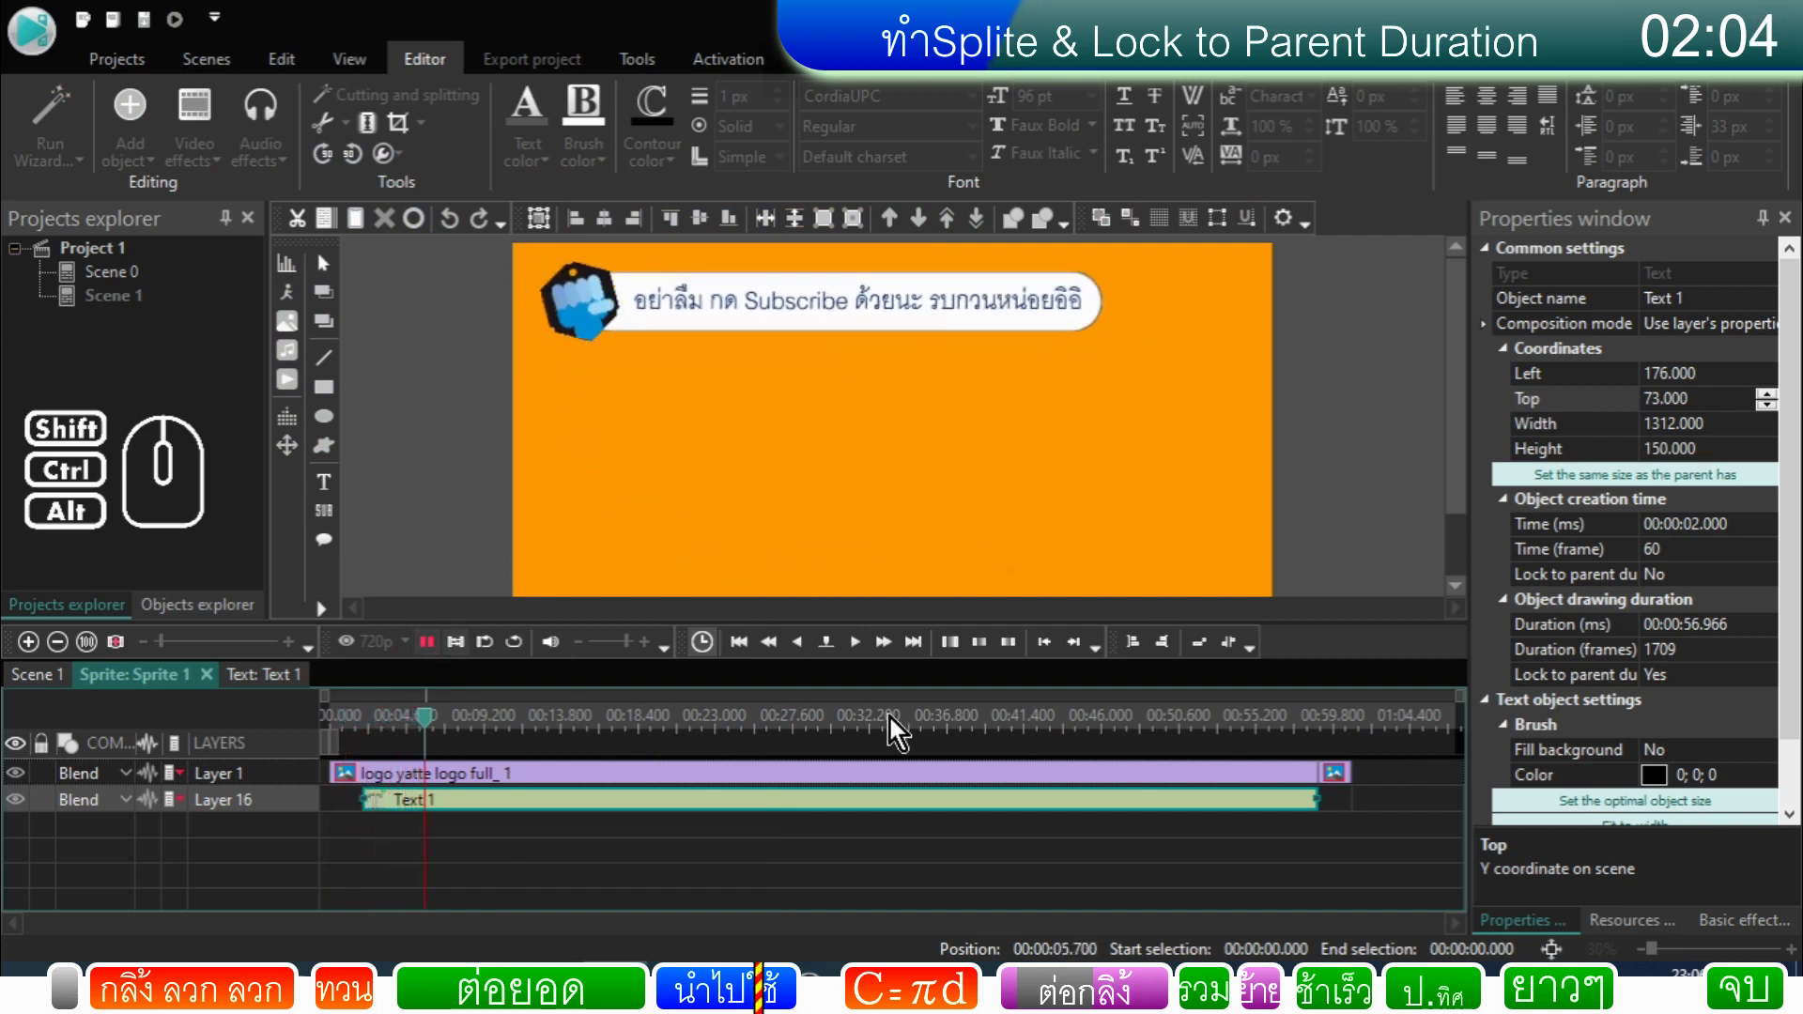
left_click(1290, 734)
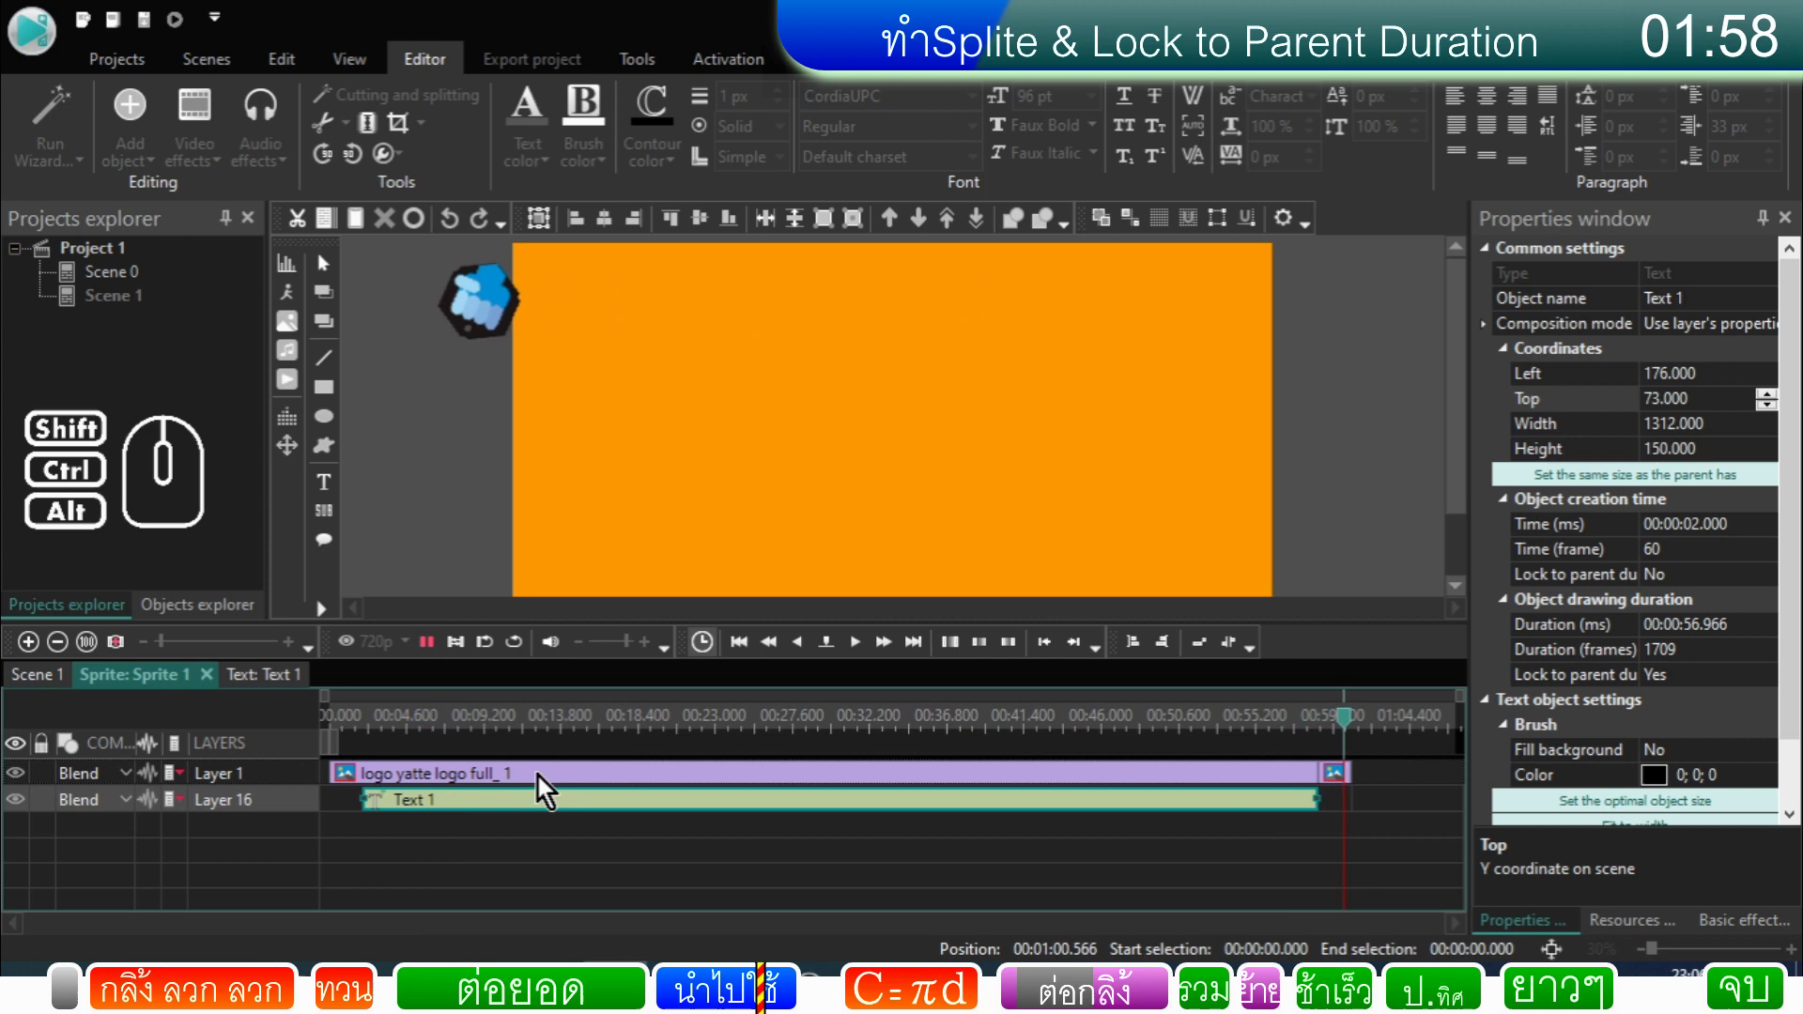
Step: Set Sprite 1's duration to 00:00:32.366 and play Scene 1 to its end
left_click(64, 683)
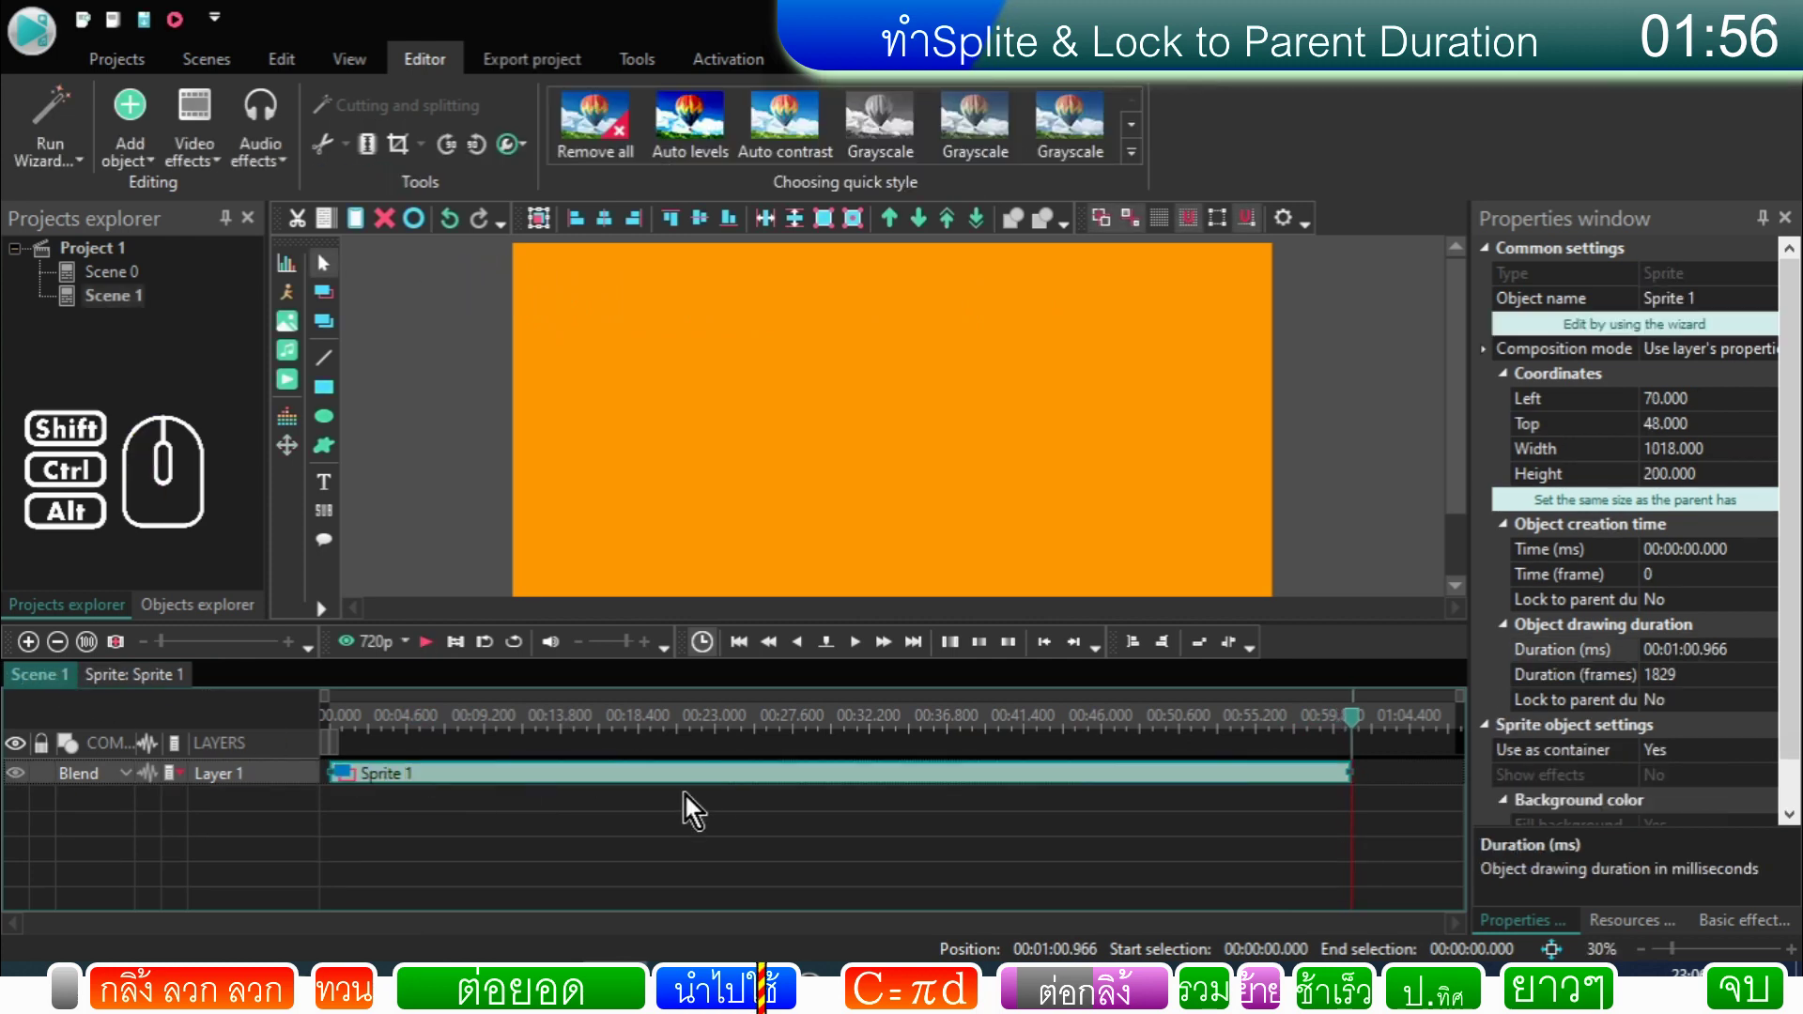
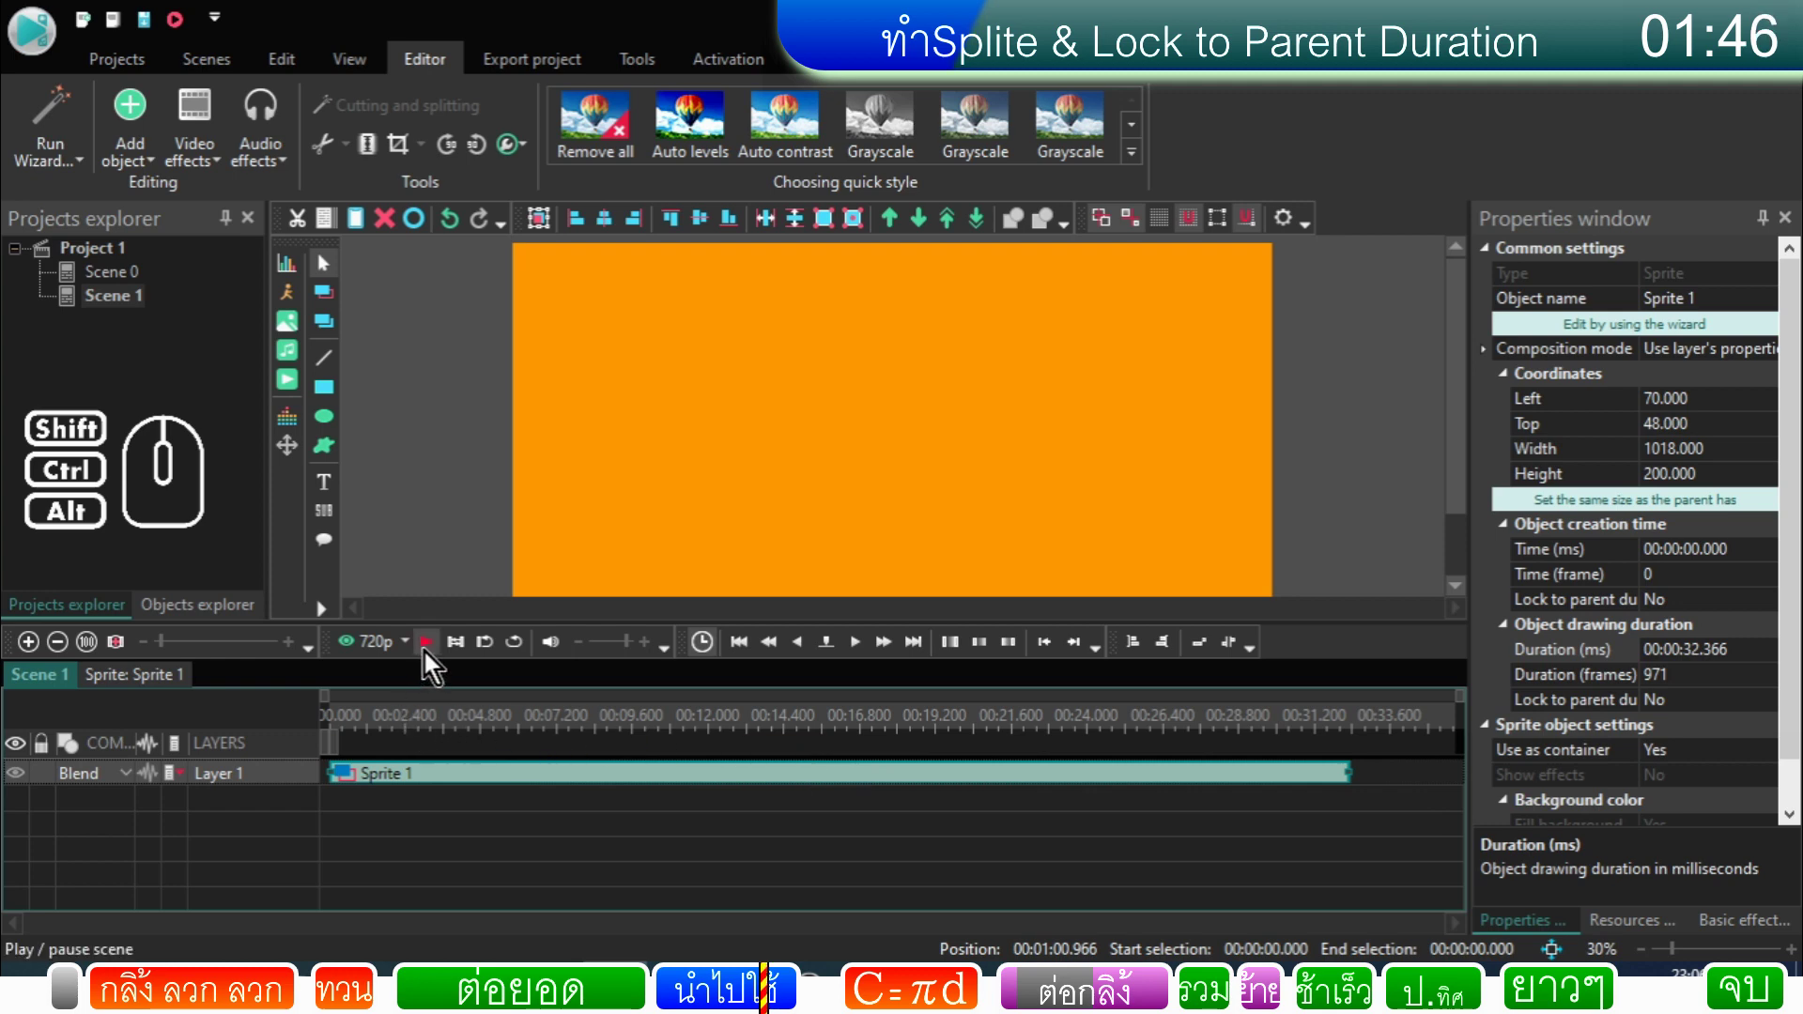
left_click(351, 735)
left_click(432, 655)
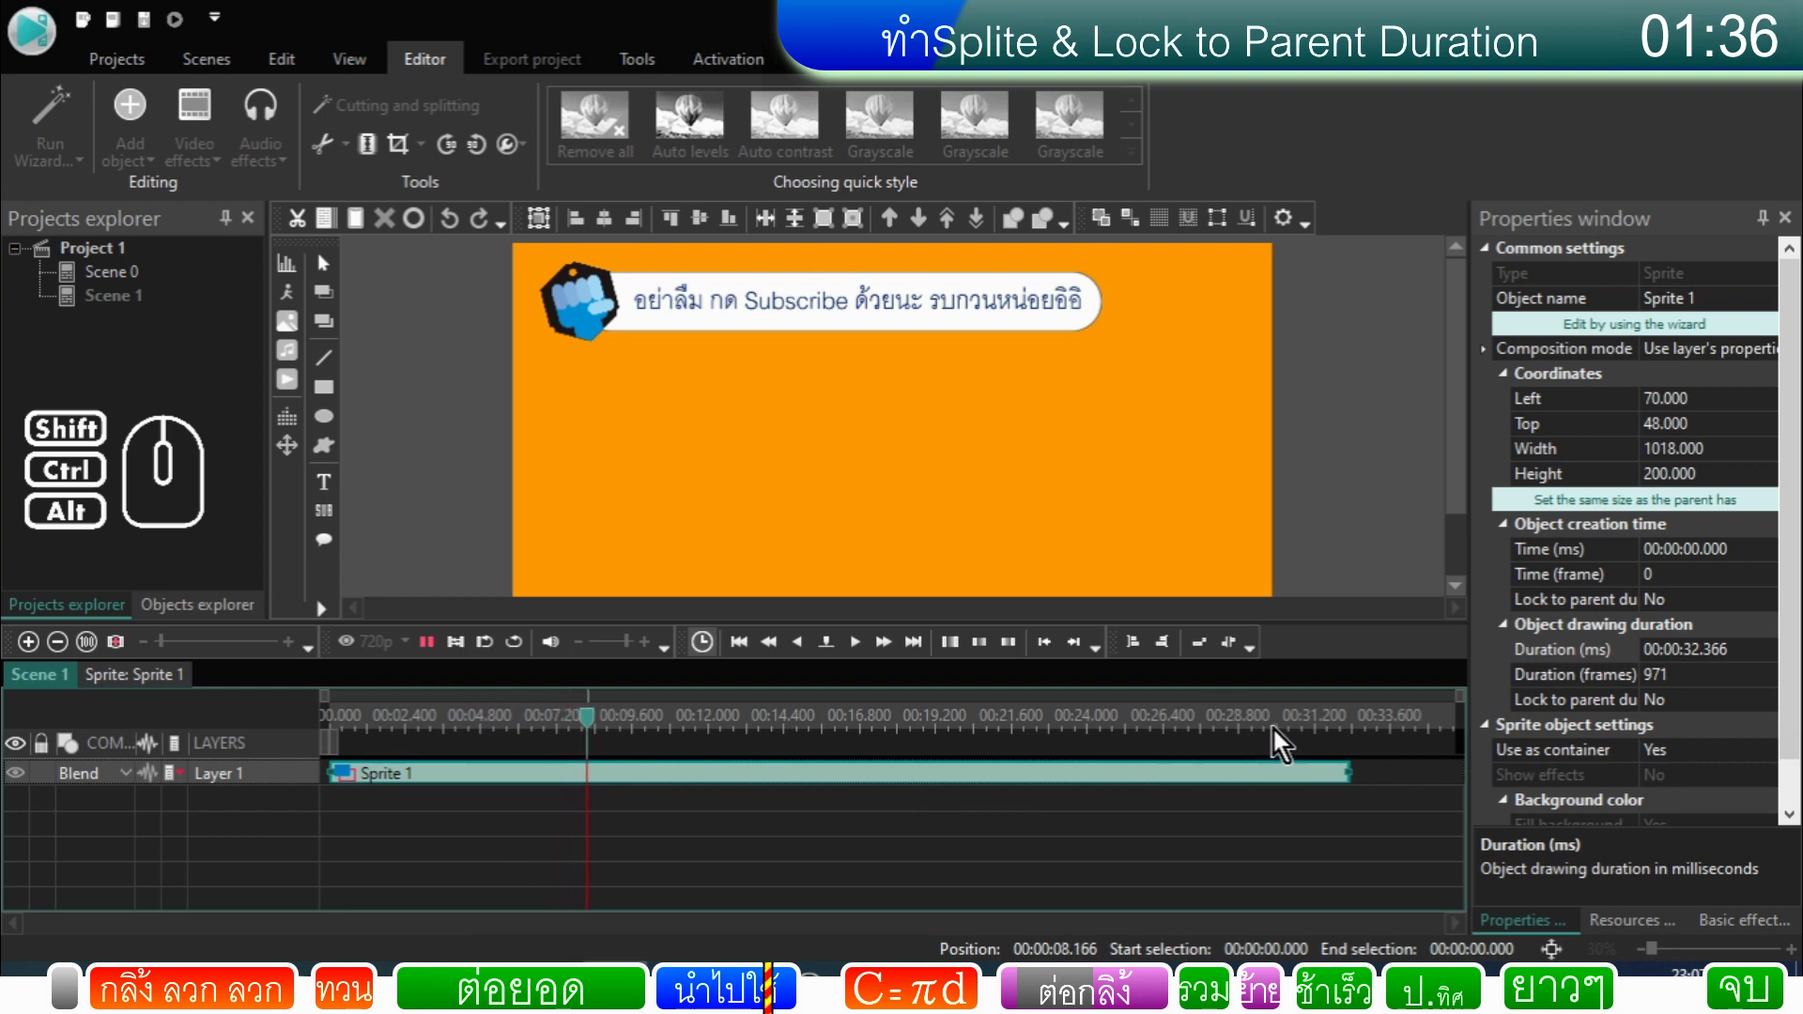
left_click(1280, 740)
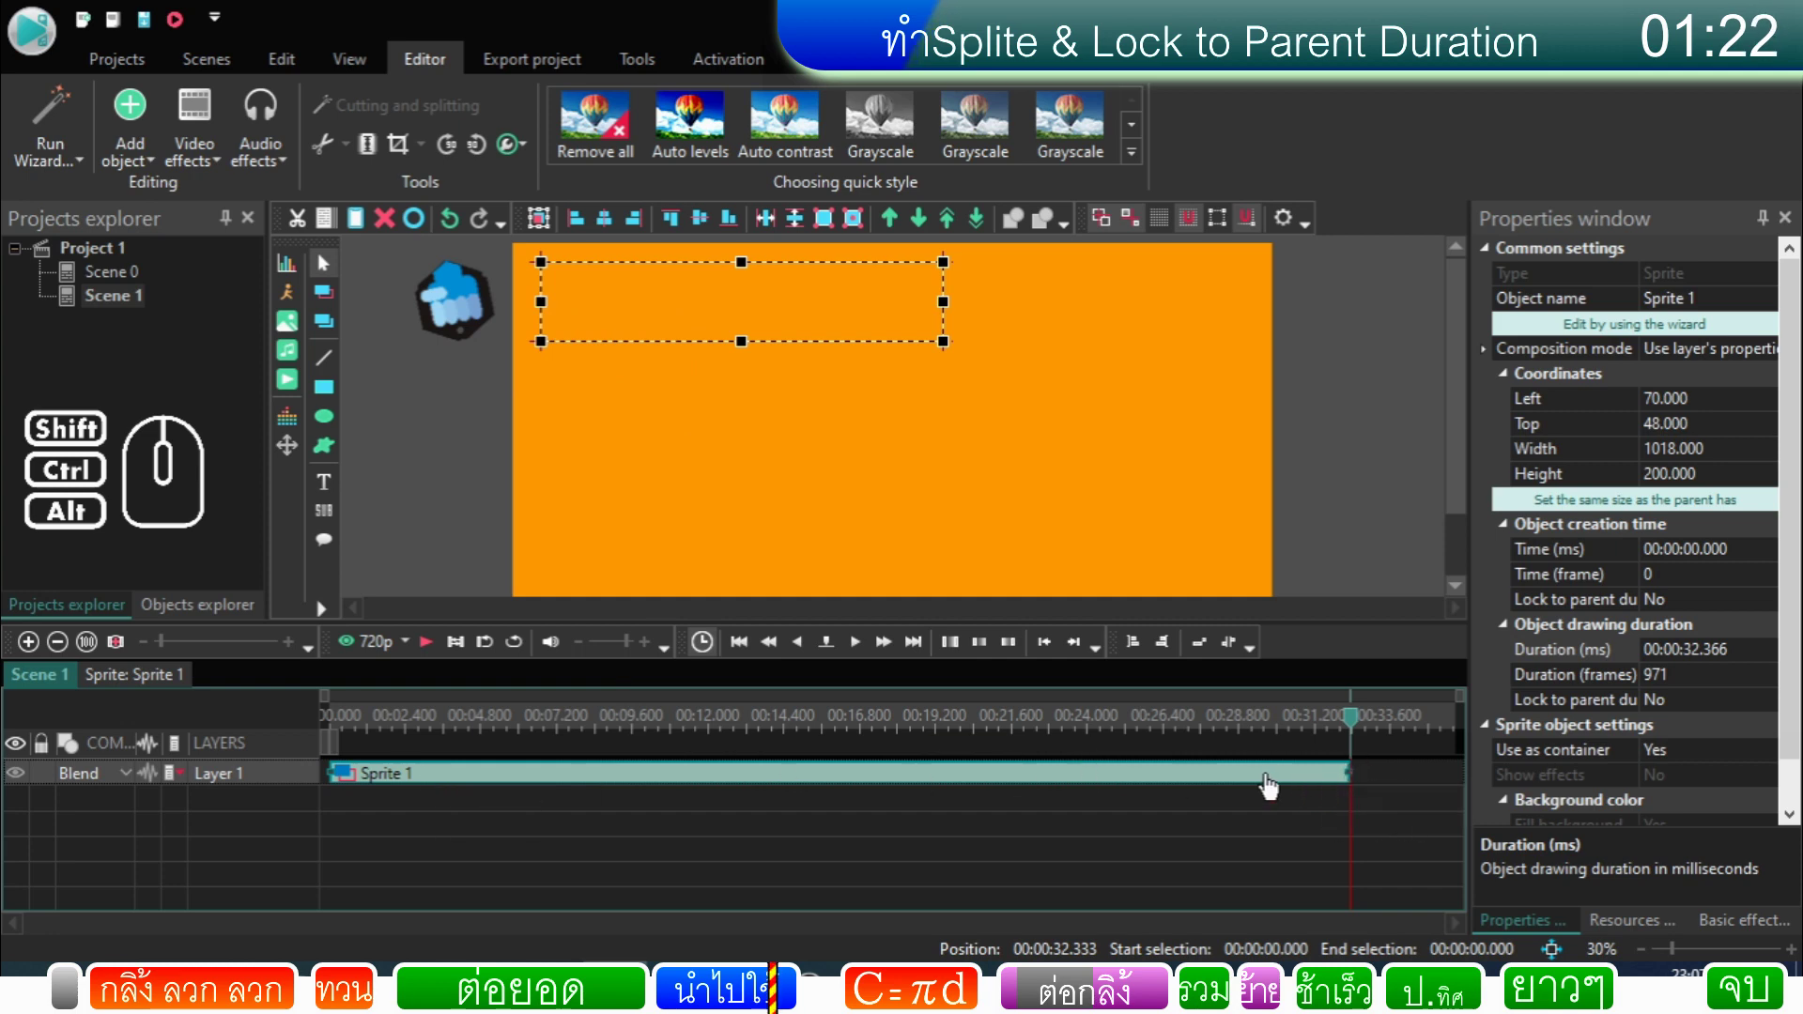
Step: Enter Sprite 1's contents and bring the banner text into view at about 10 seconds
double_click(1273, 786)
double_click(704, 816)
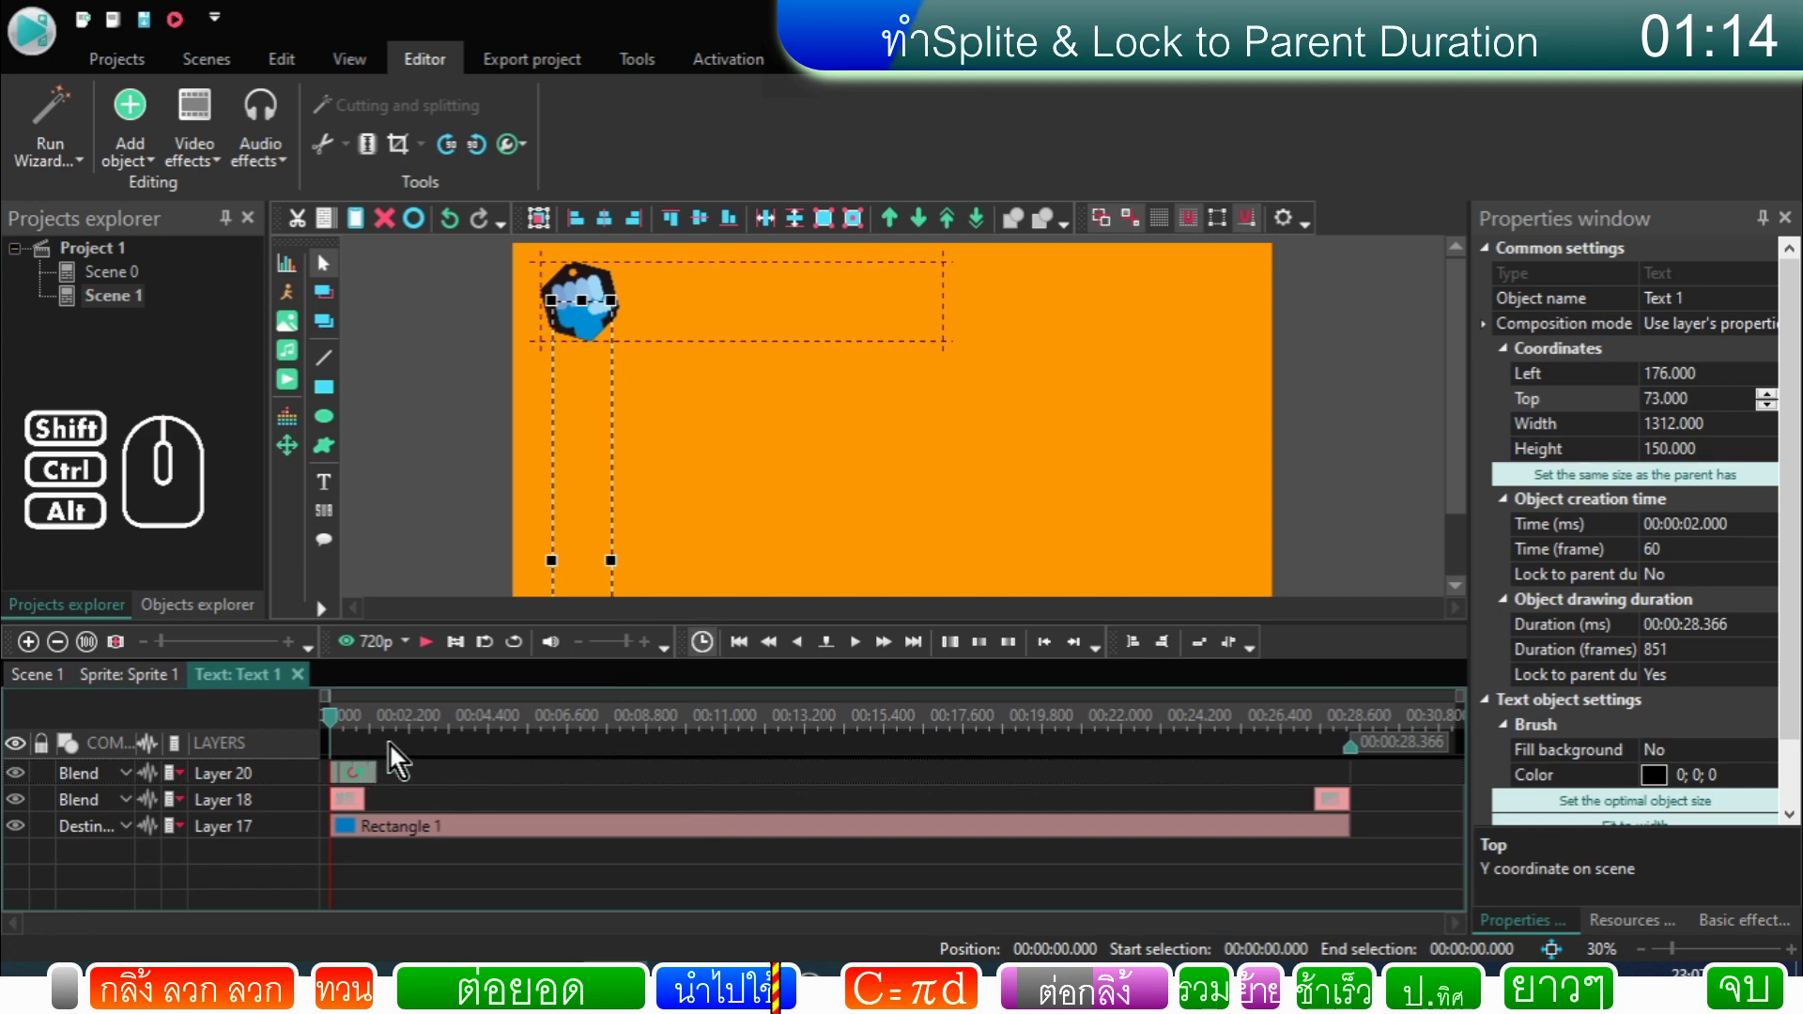
left_click(527, 729)
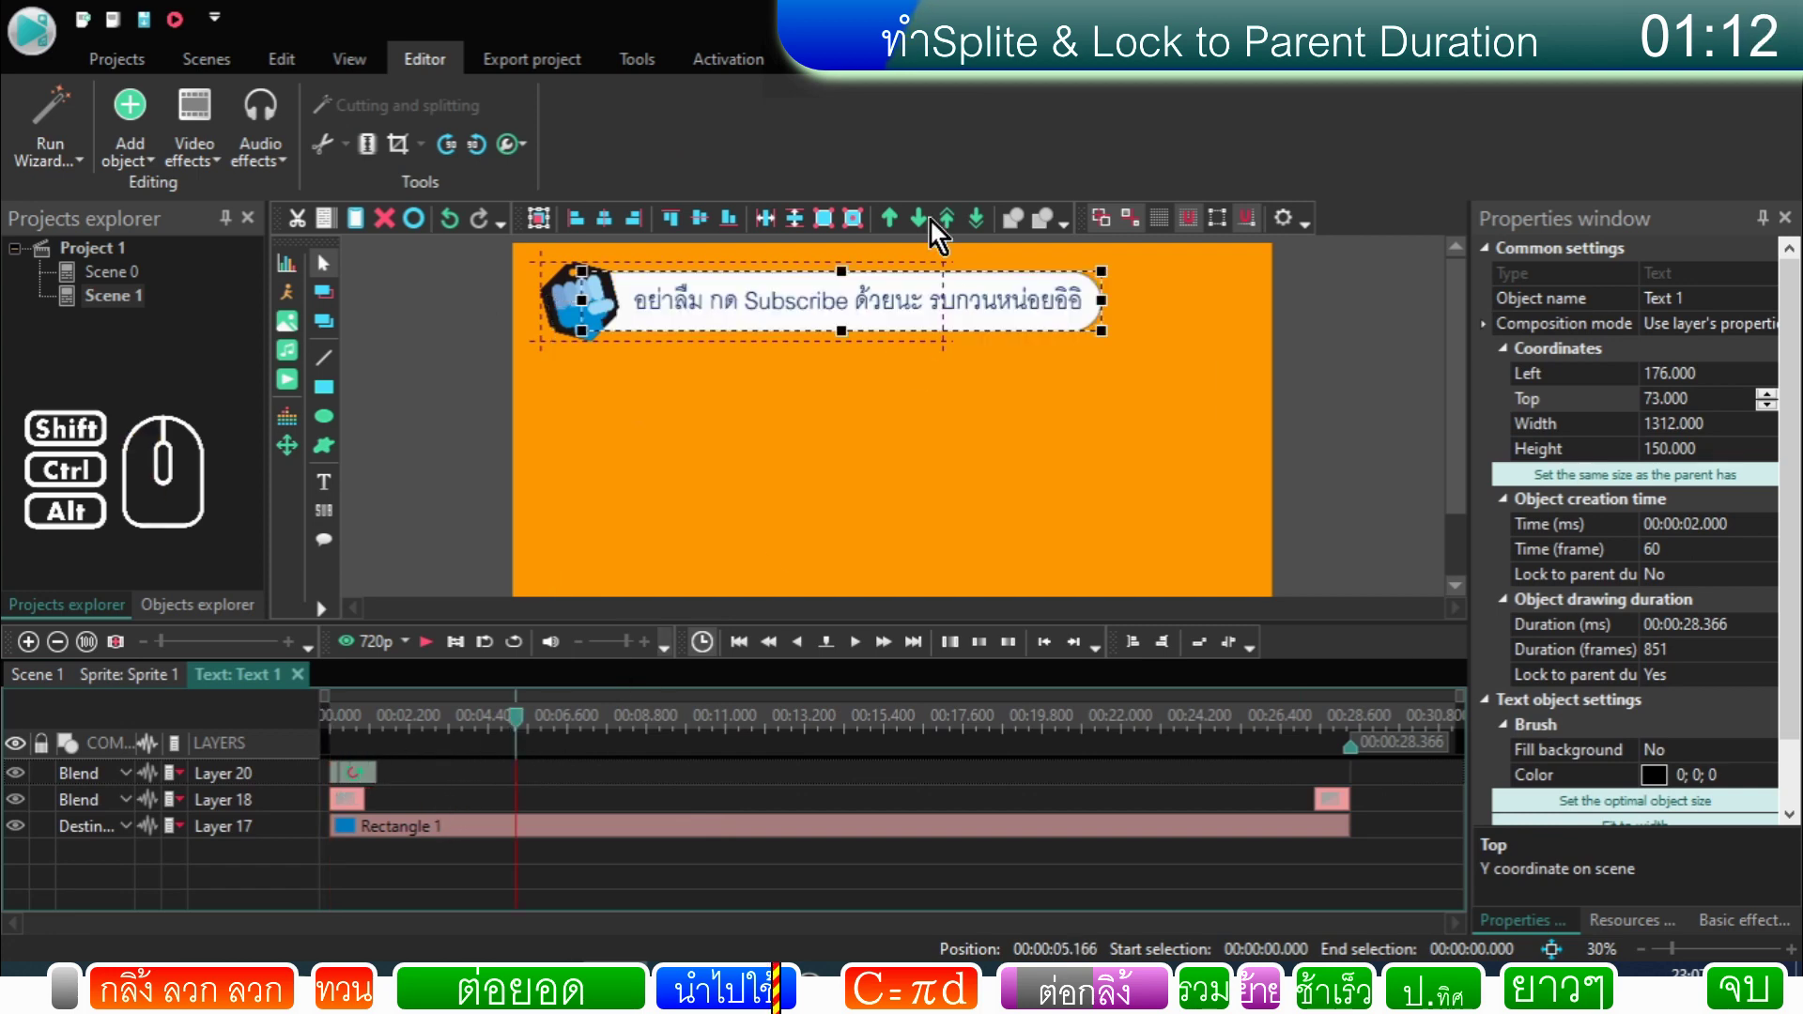
double_click(922, 328)
left_click(237, 680)
left_click(155, 683)
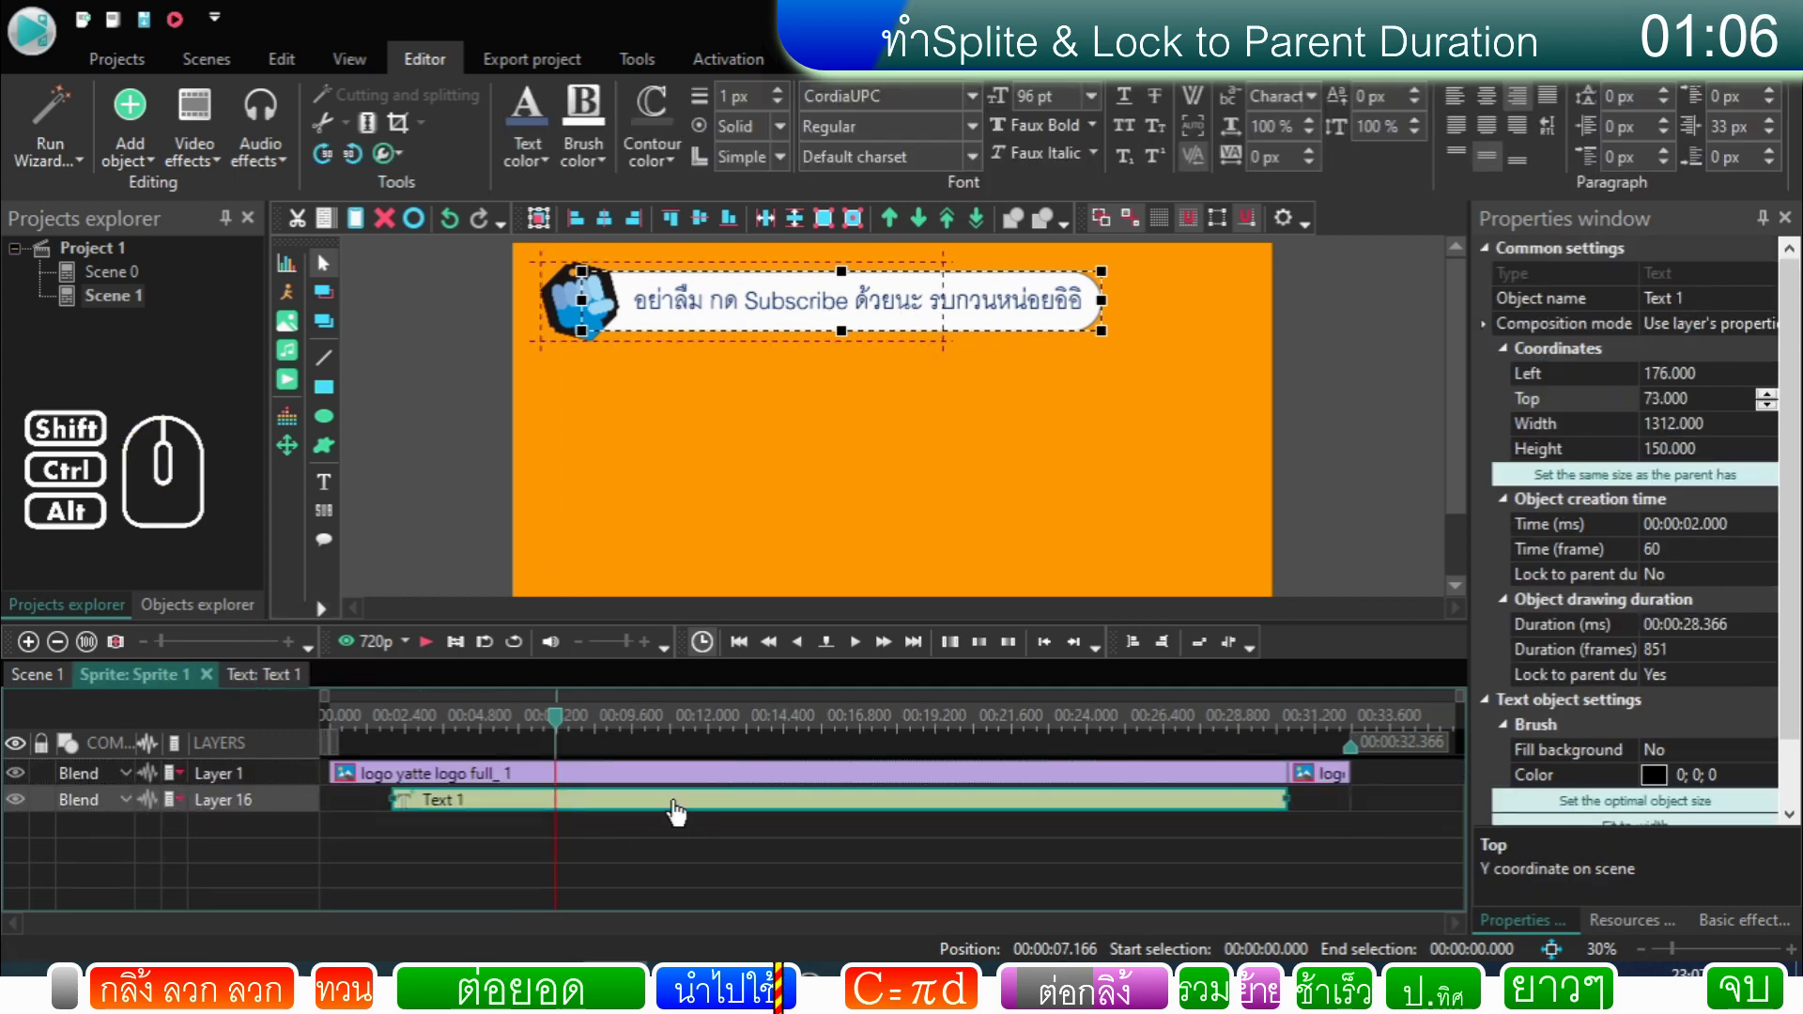
left_click(681, 812)
left_click(667, 727)
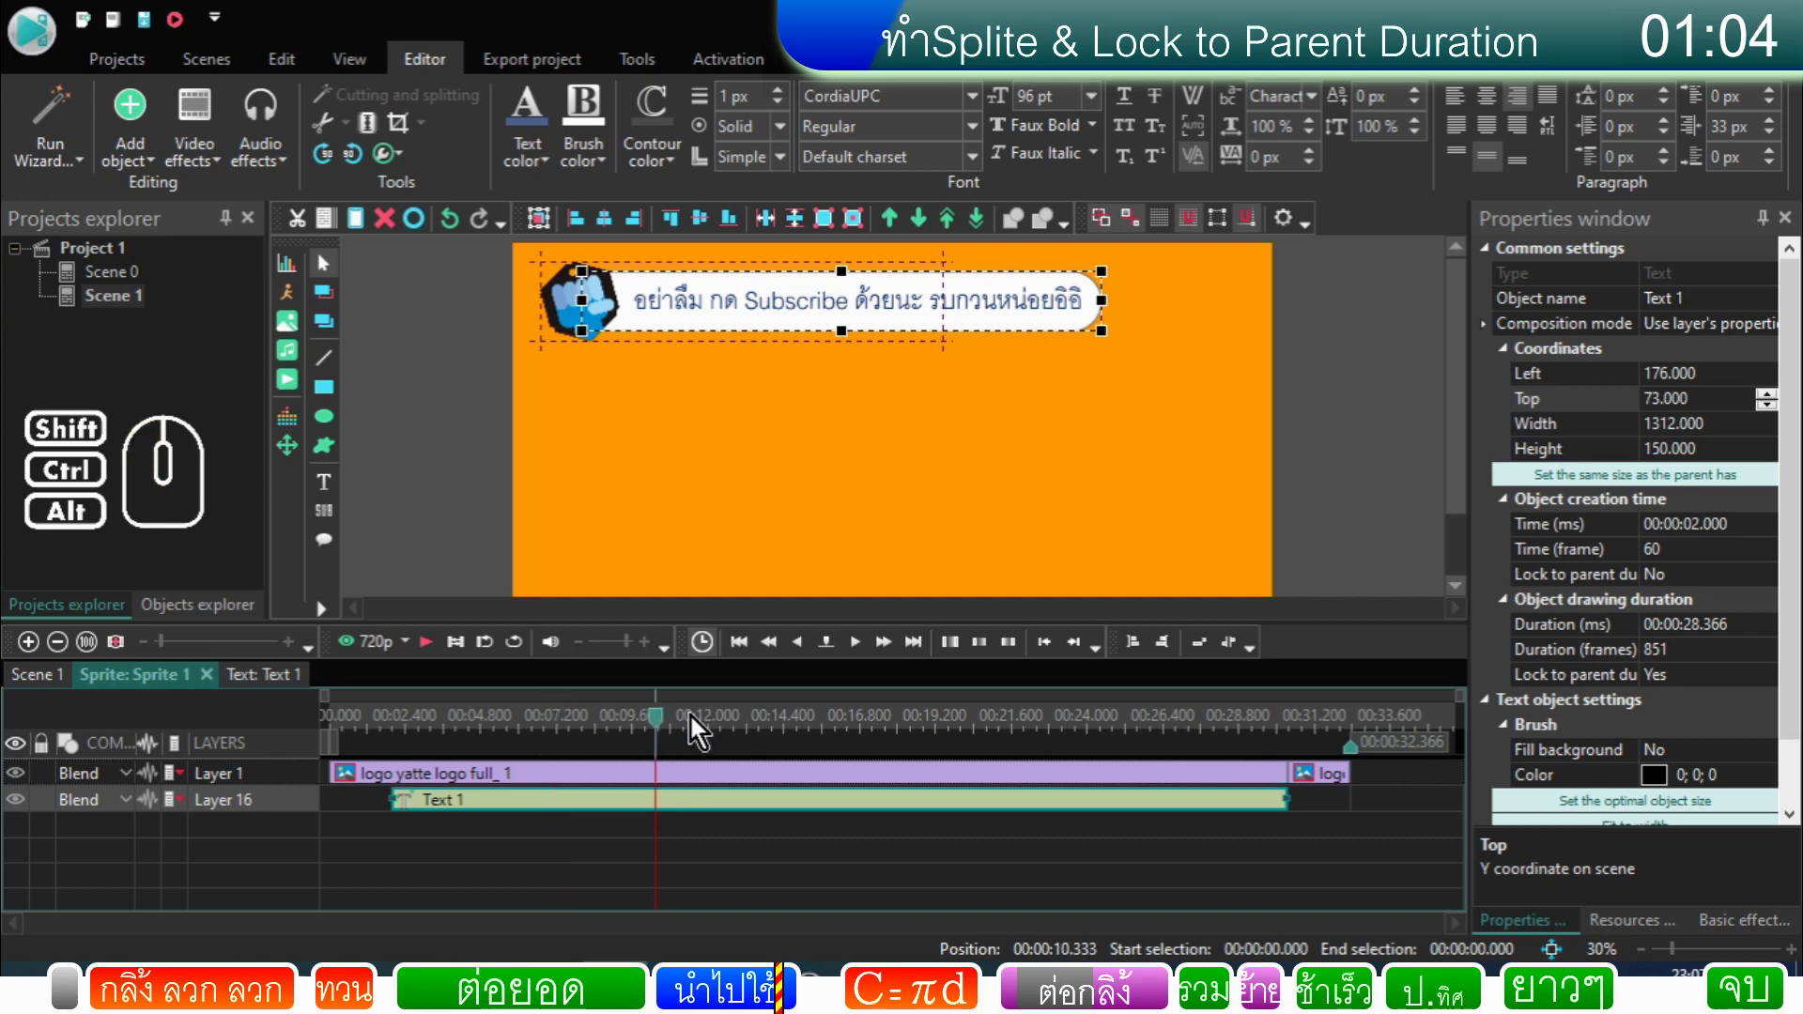
Step: Trim the banner to อย่าลืม กด Subscribe, narrow its bubble to width 736, preview, and return to Scene 1
double_click(827, 323)
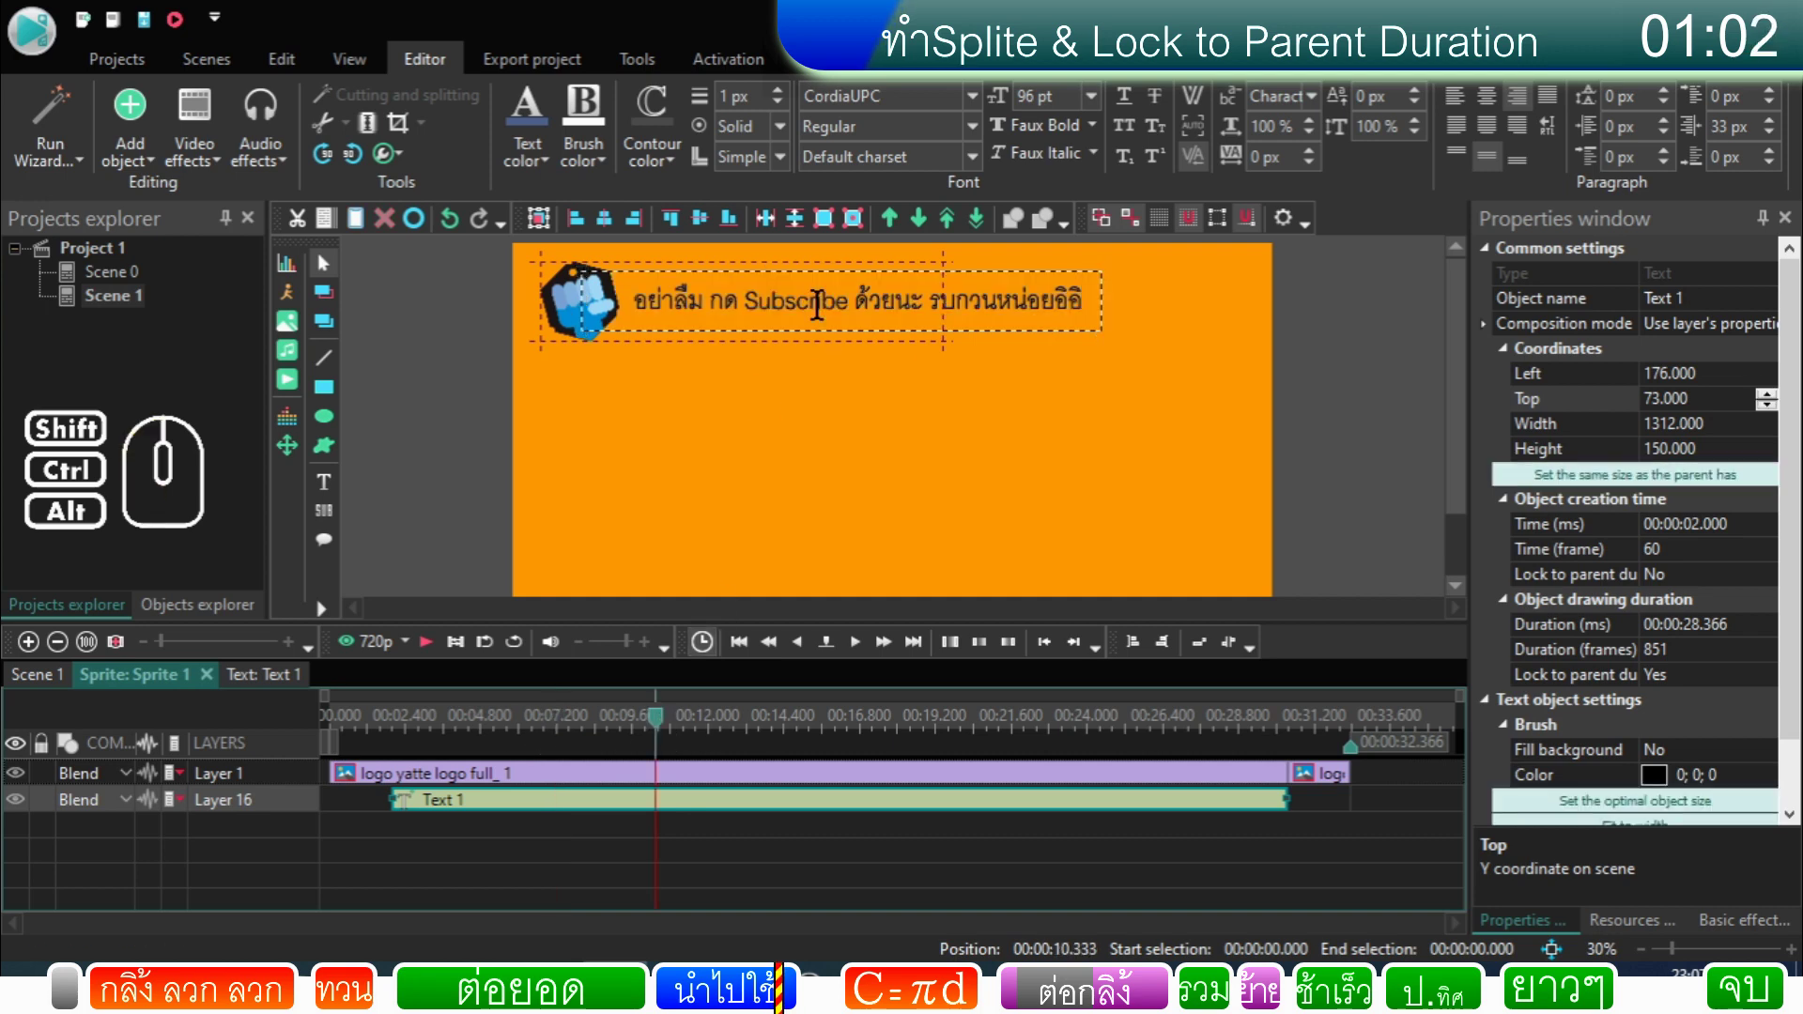
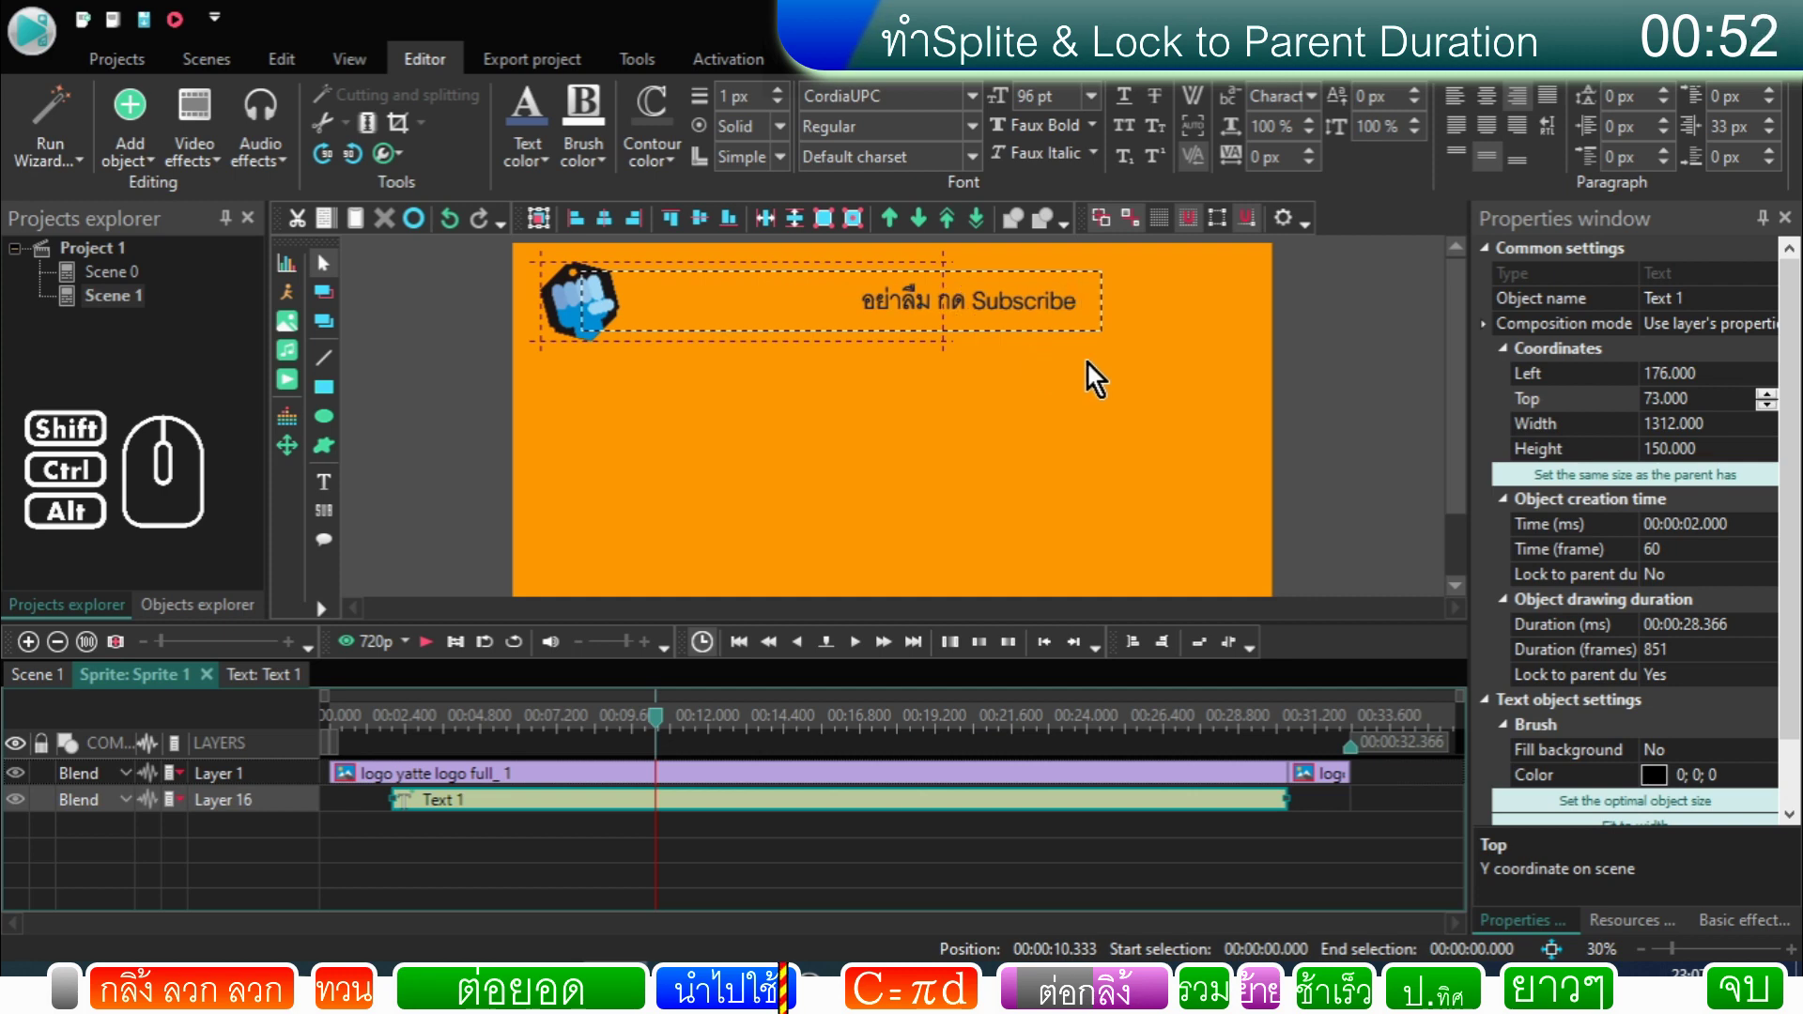
left_click(1344, 418)
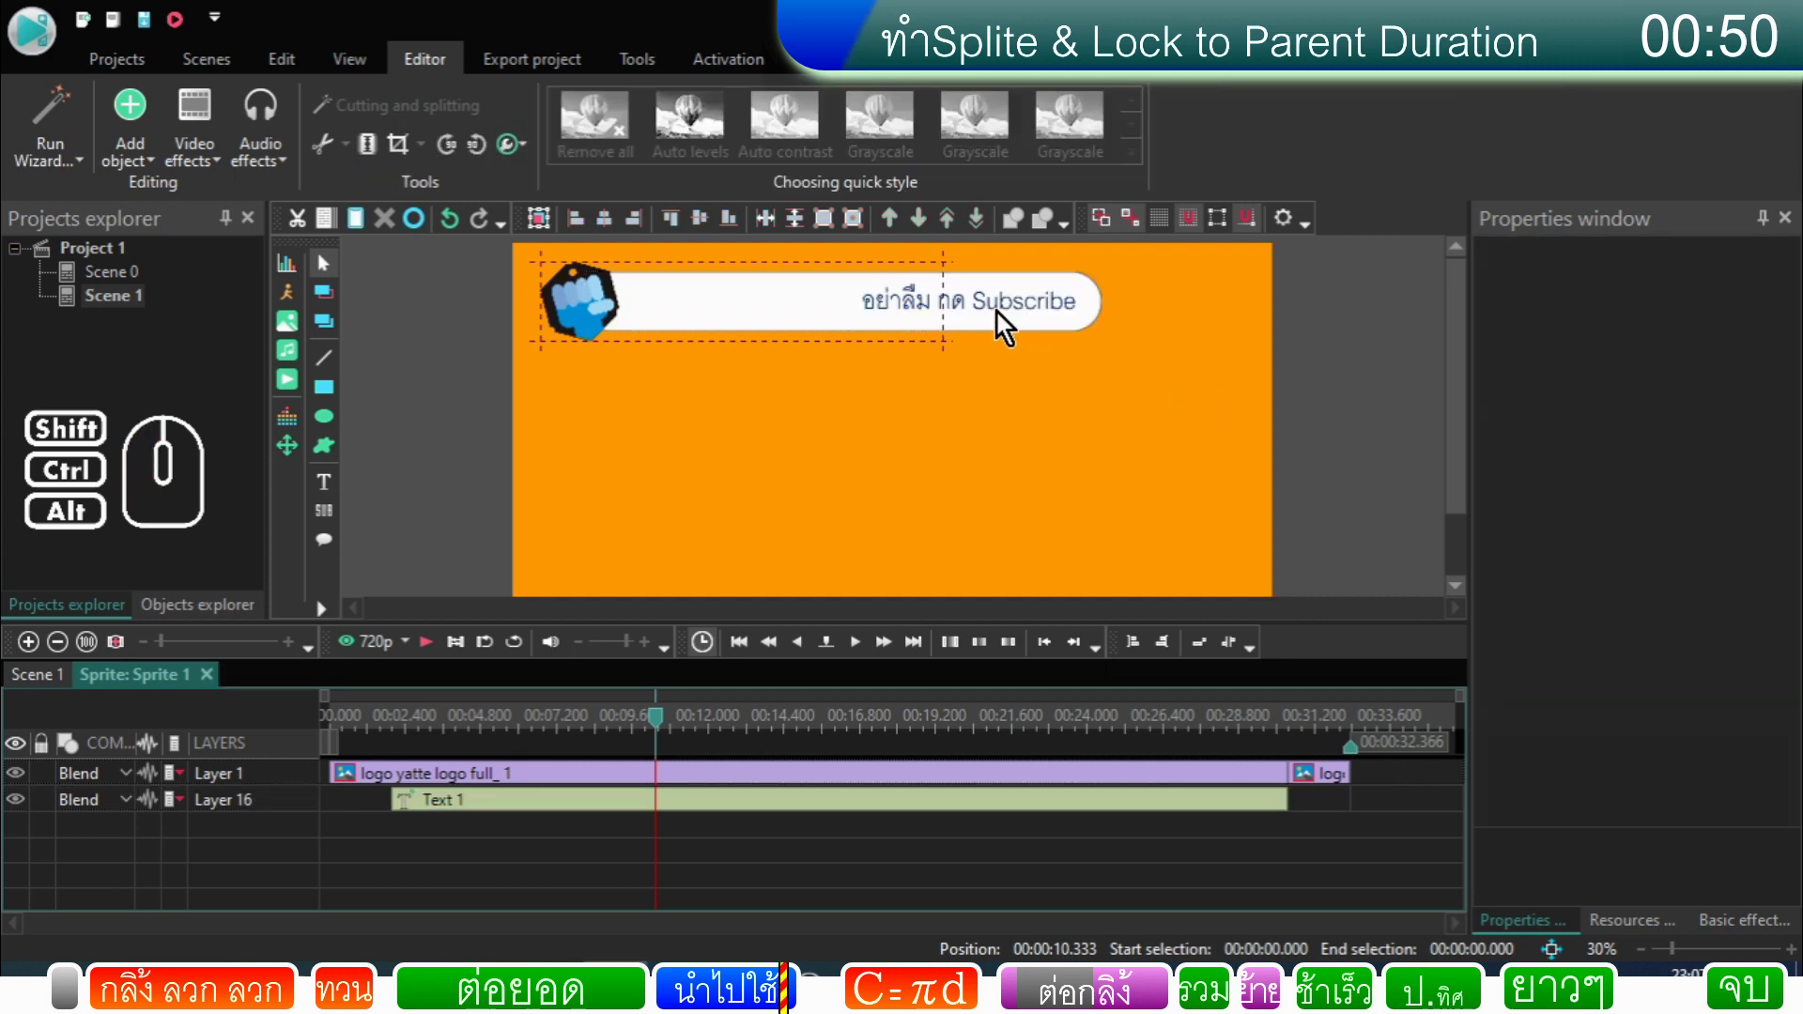
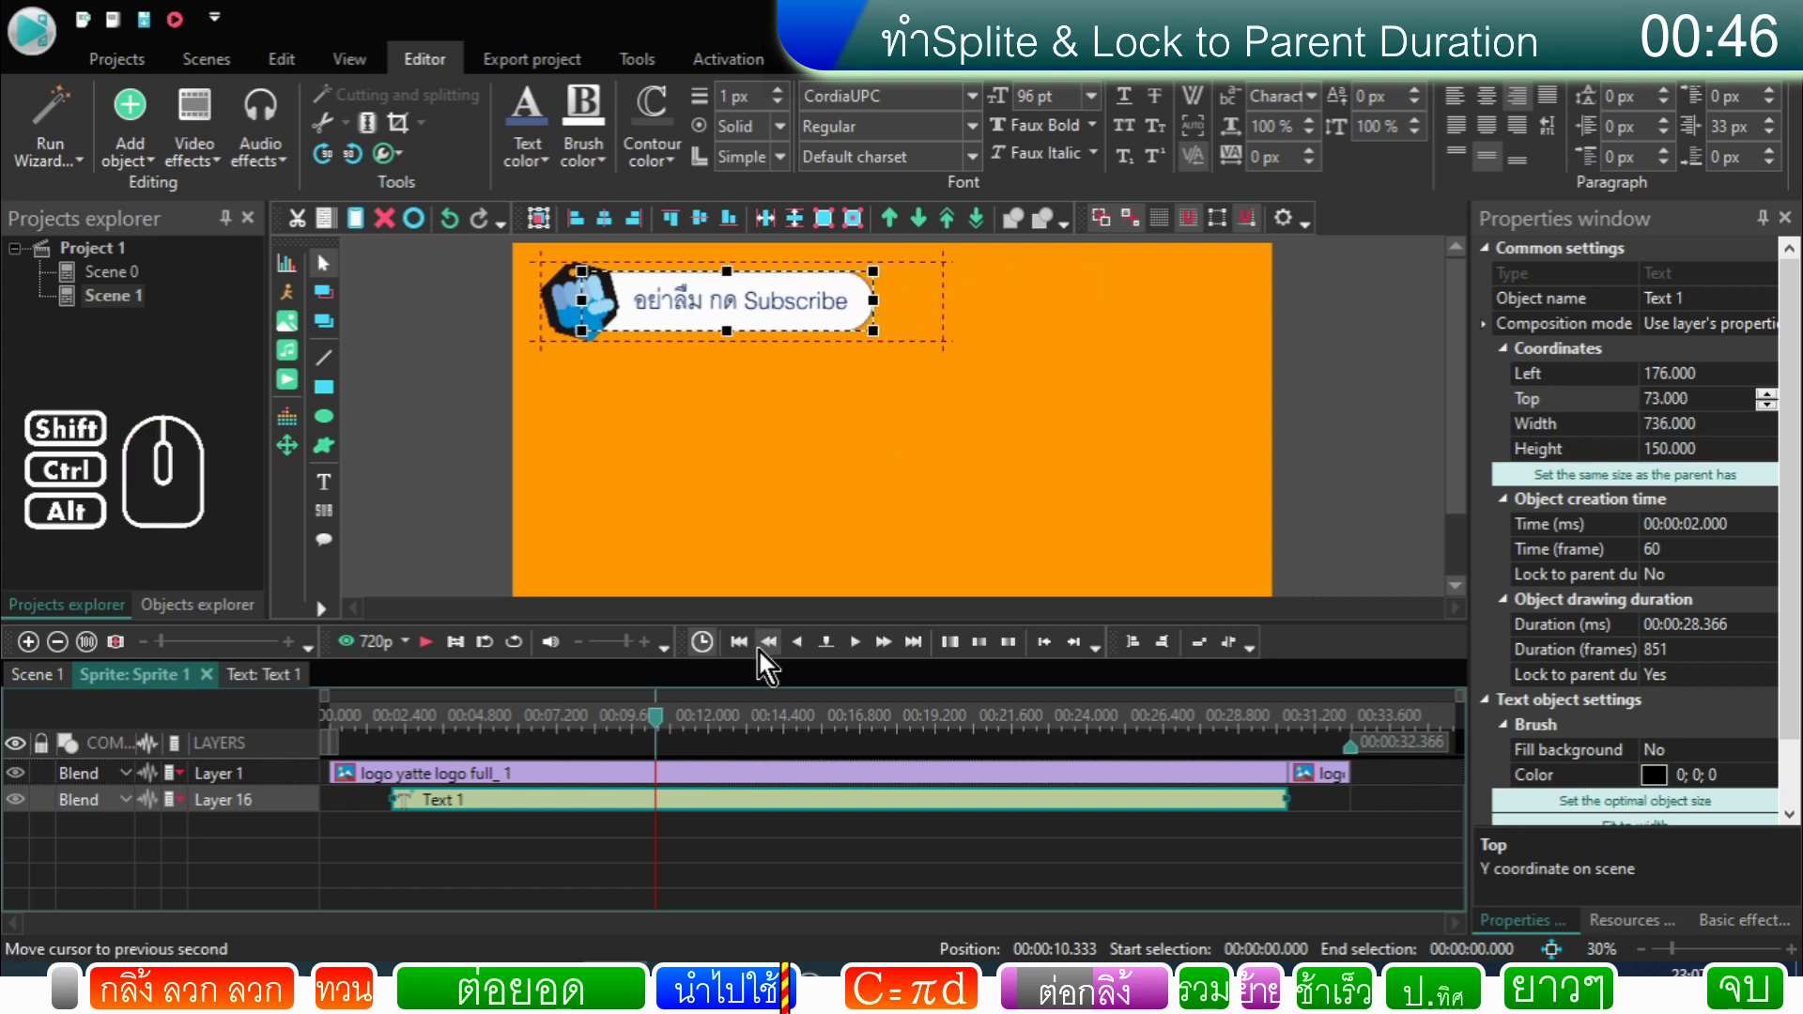
left_click_drag(667, 729, 387, 762)
left_click(428, 655)
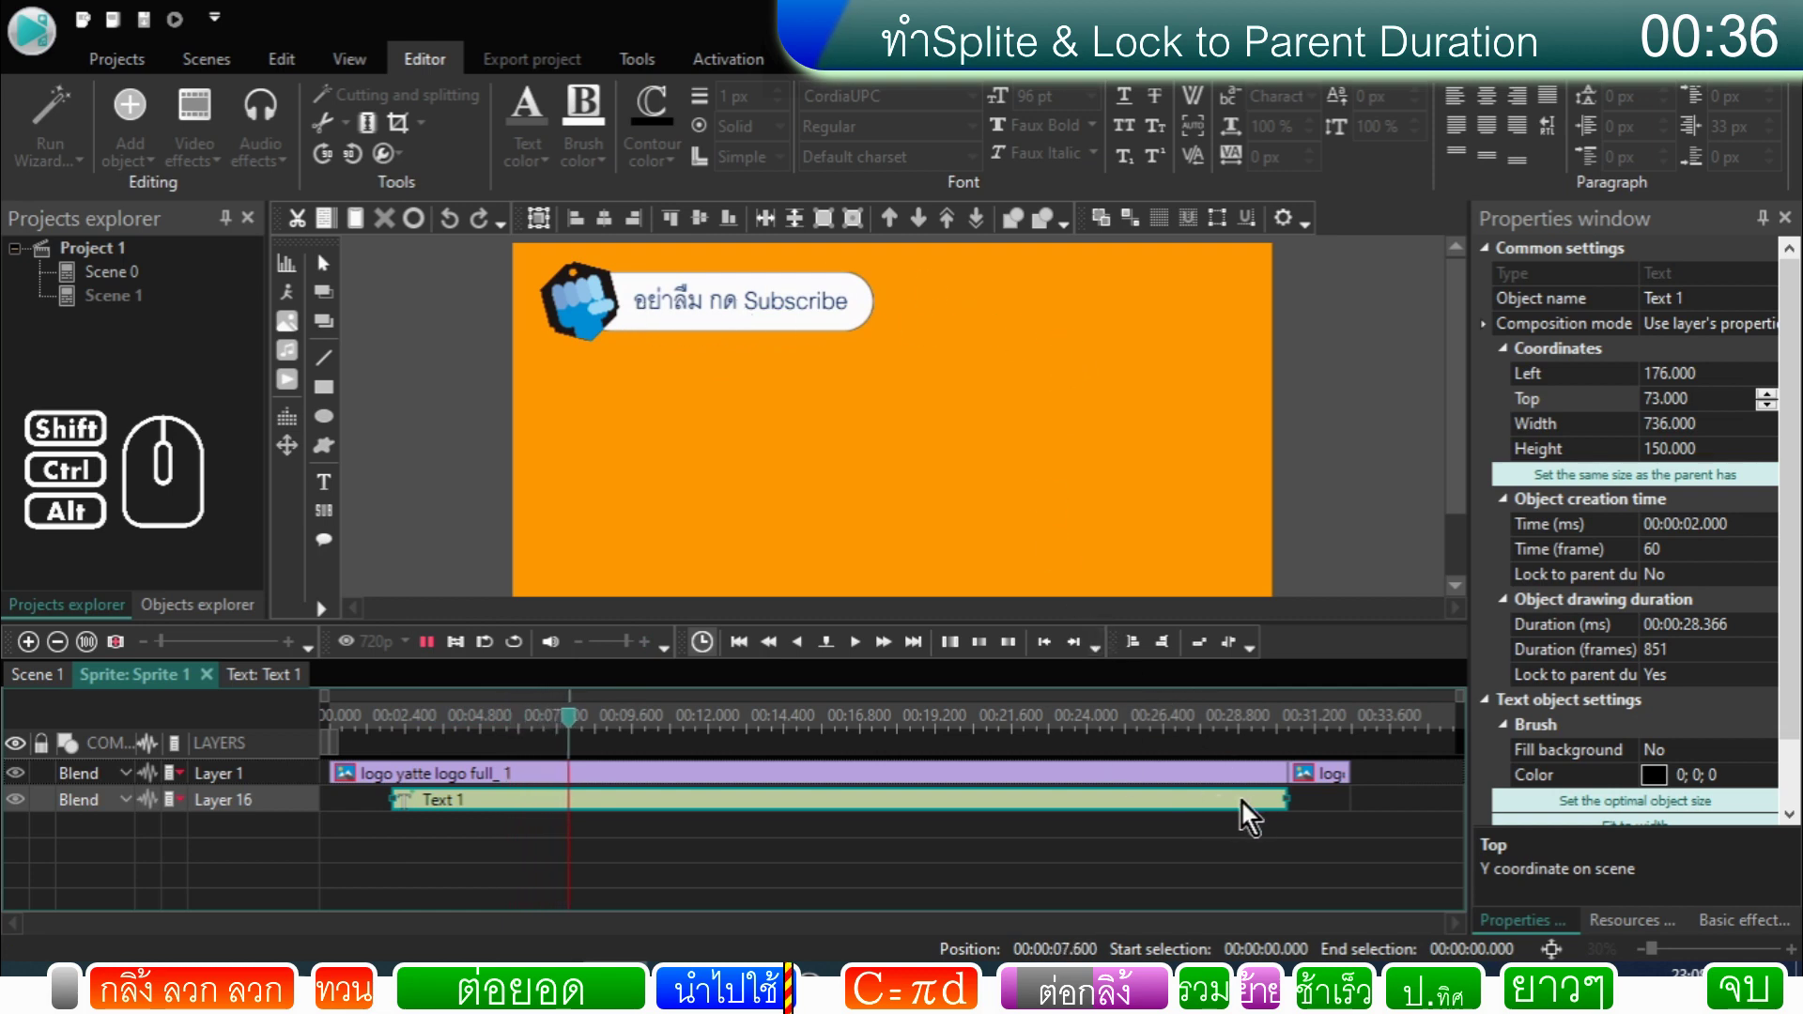
left_click(1264, 735)
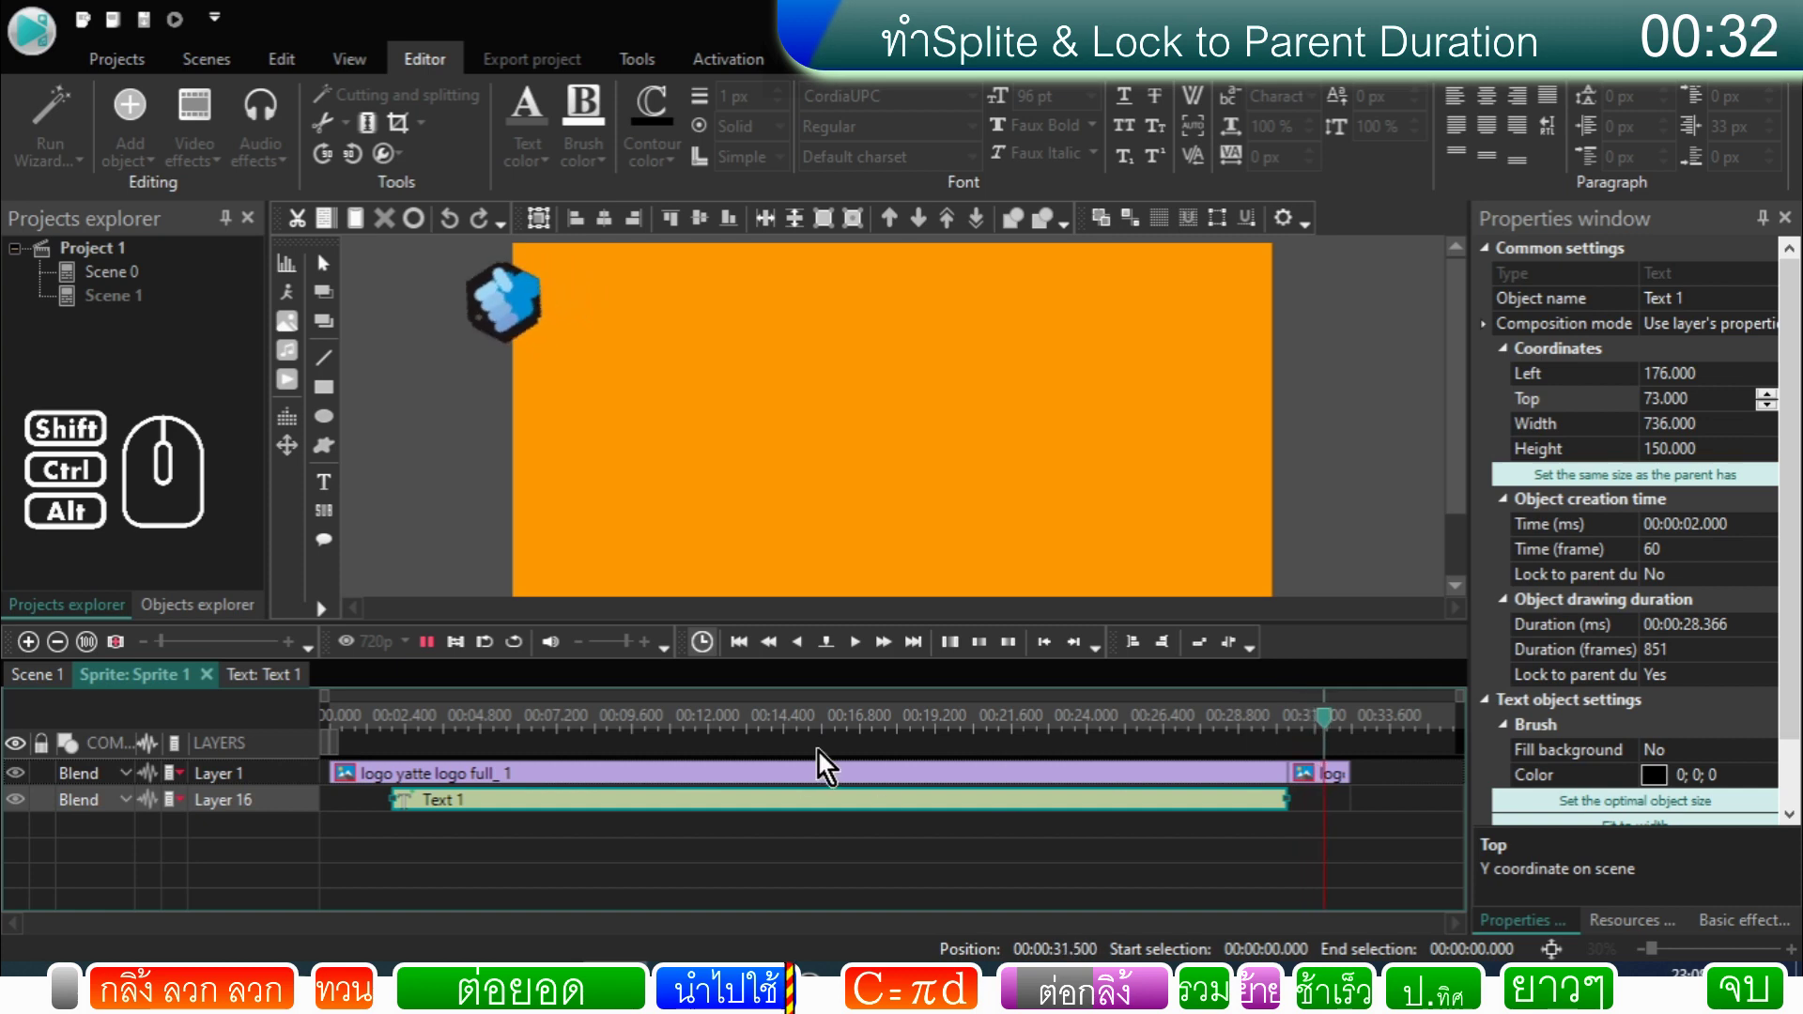
left_click(56, 687)
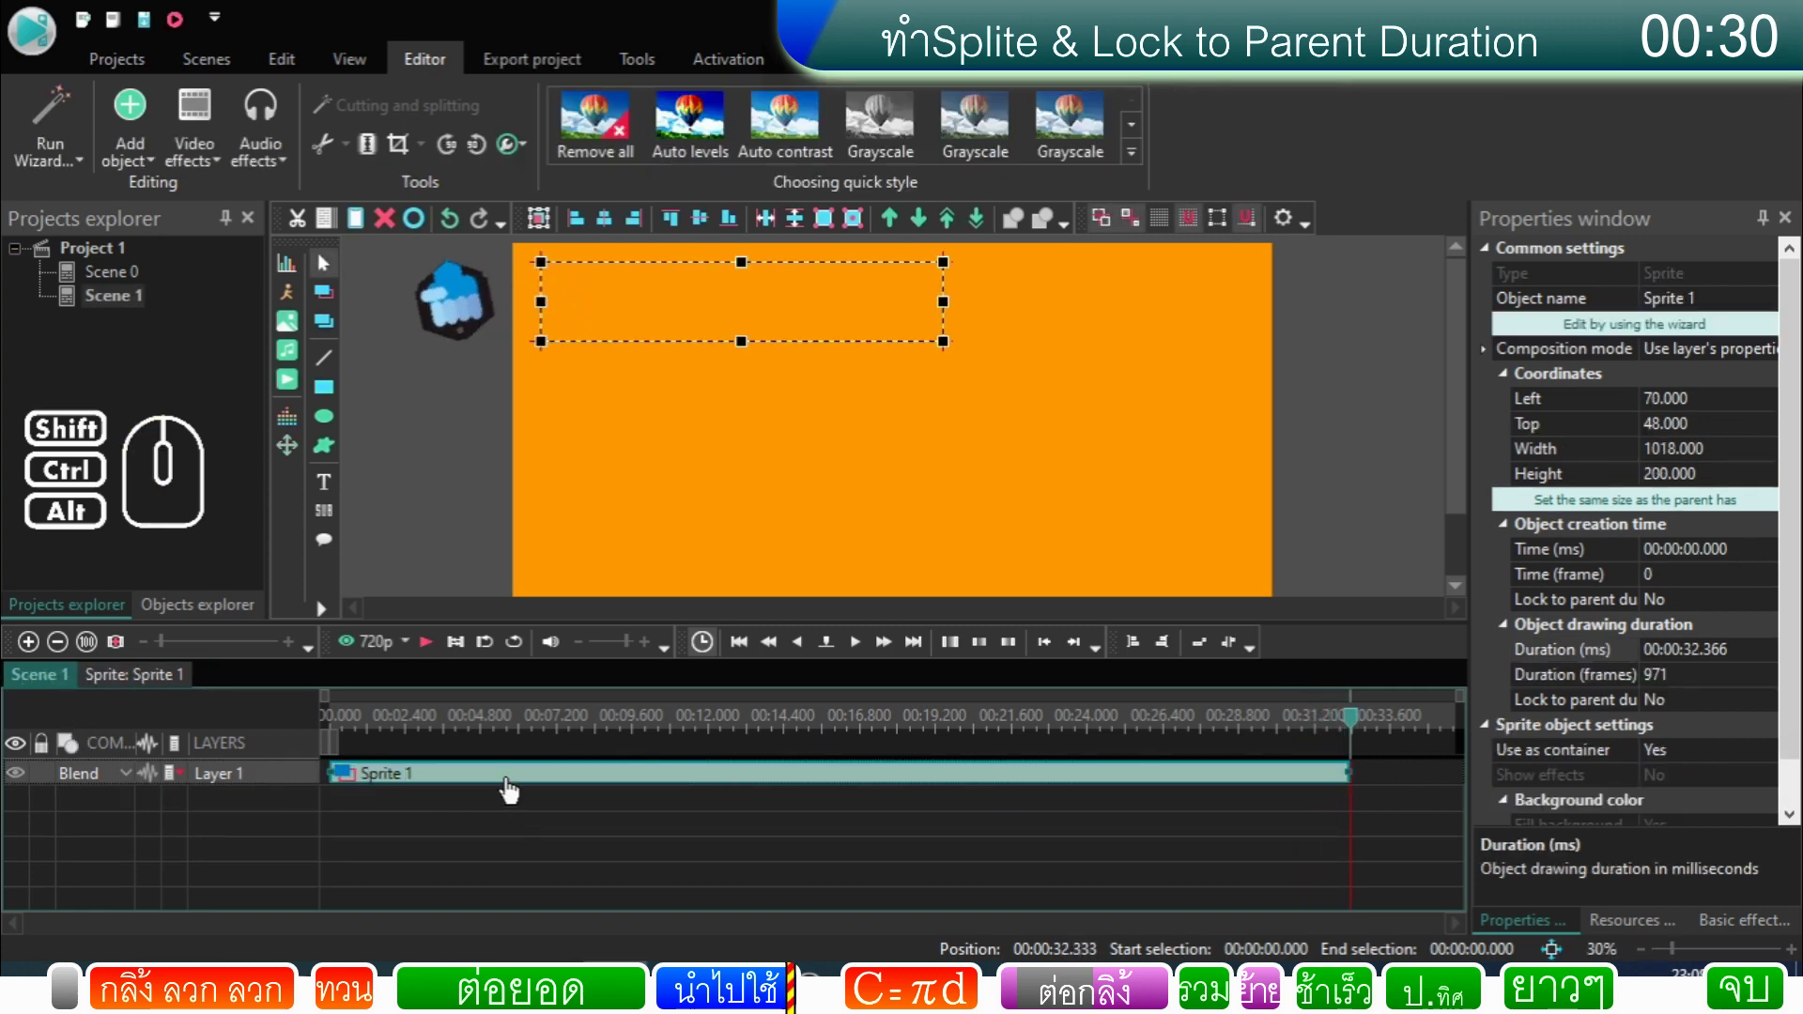
Step: Rename Sprite 1 to ป้ายจ้า, start it at 6.1 s lasting 26.266, and play the scene
left_click(514, 789)
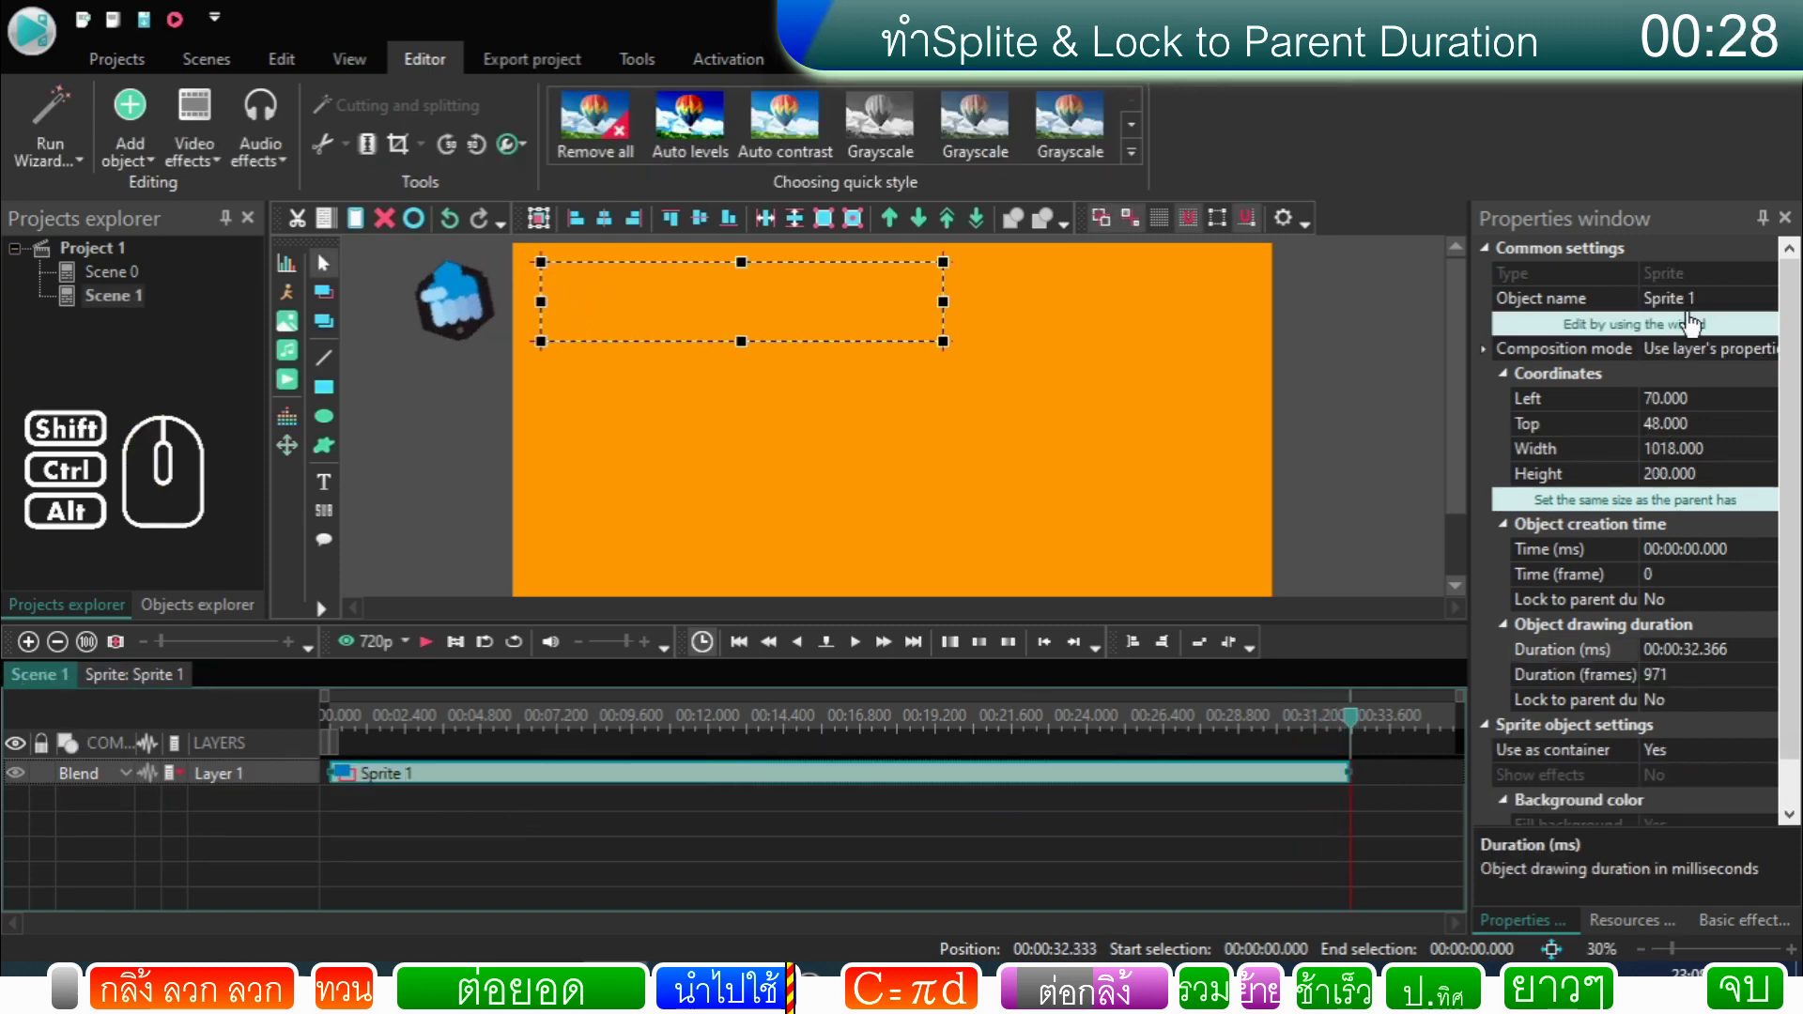
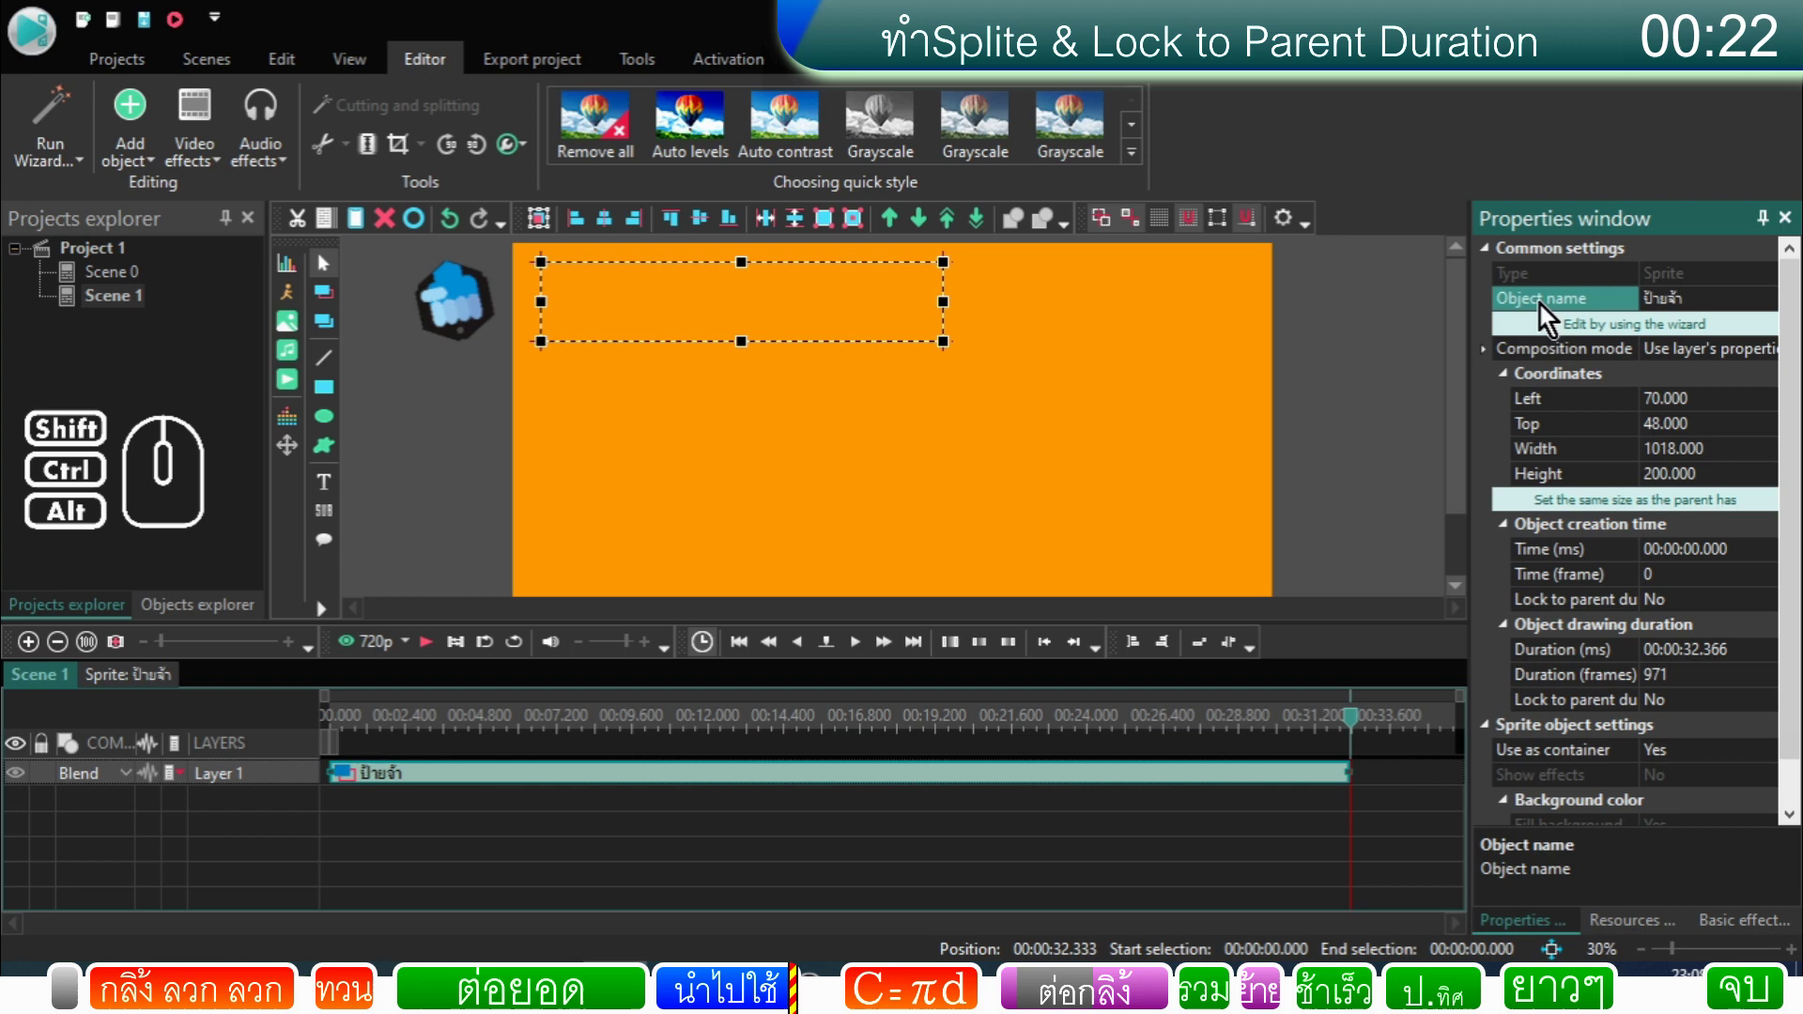
left_click(409, 815)
left_click(415, 792)
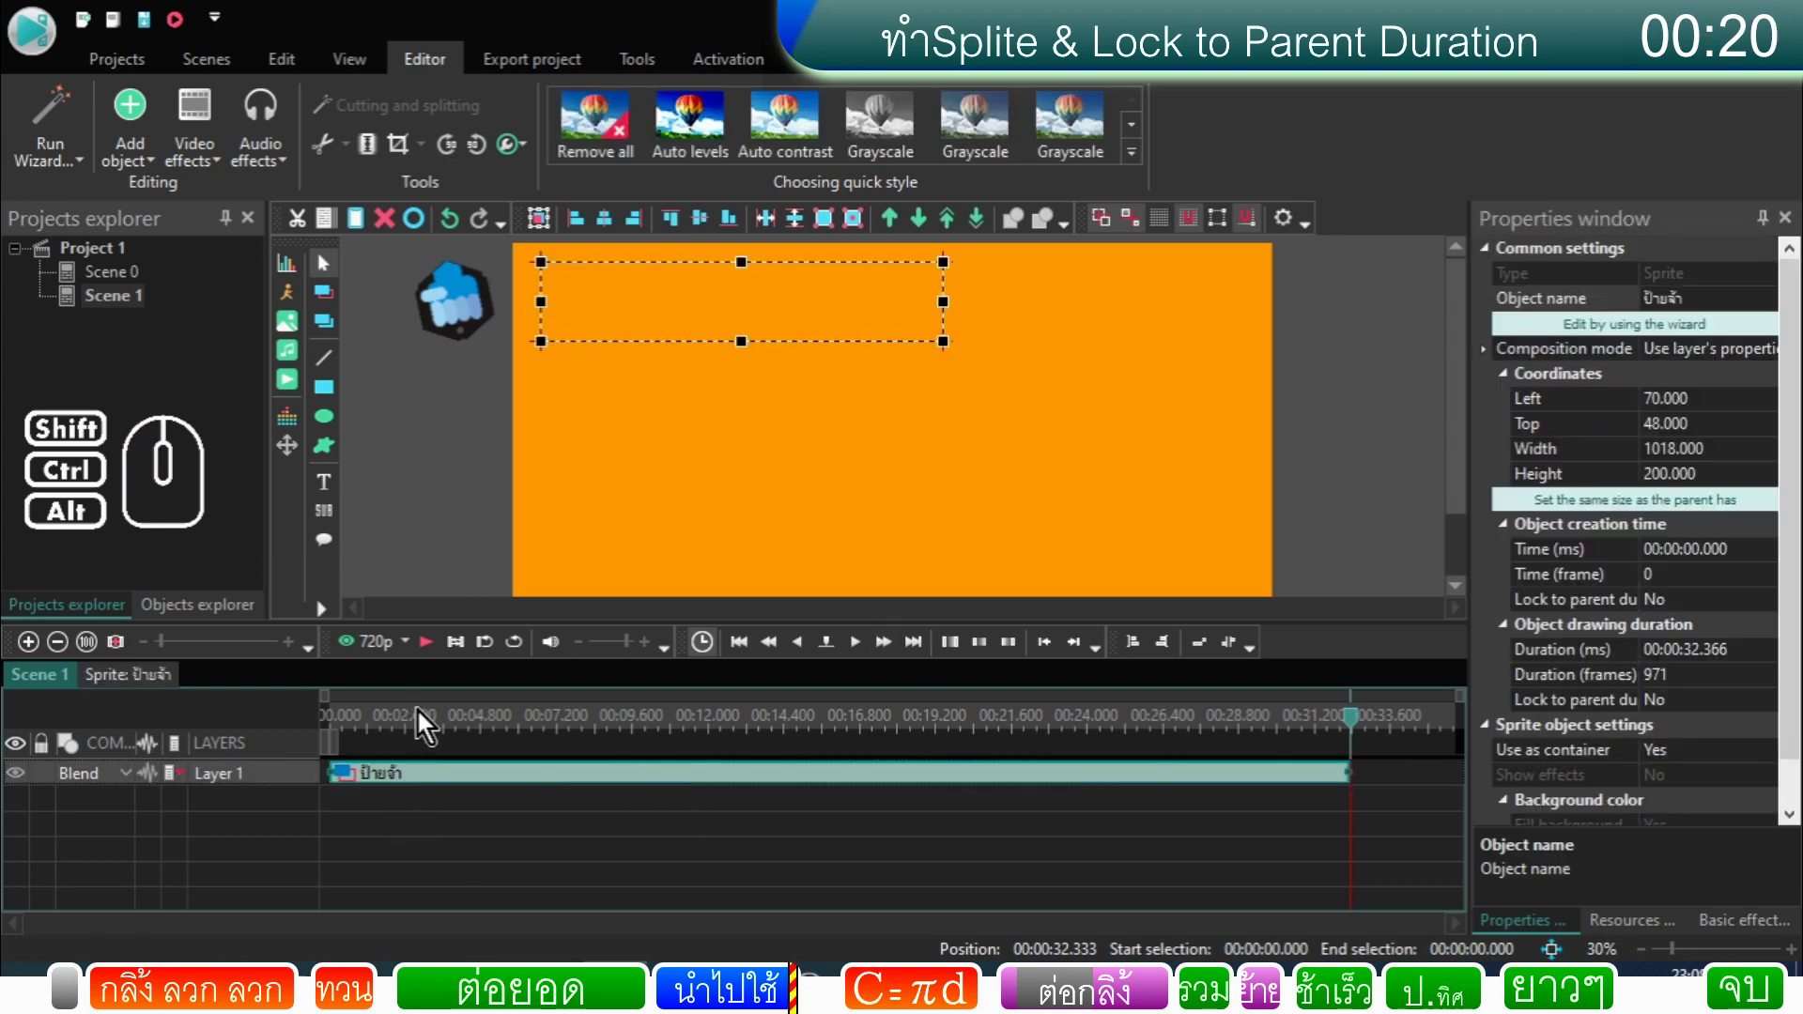
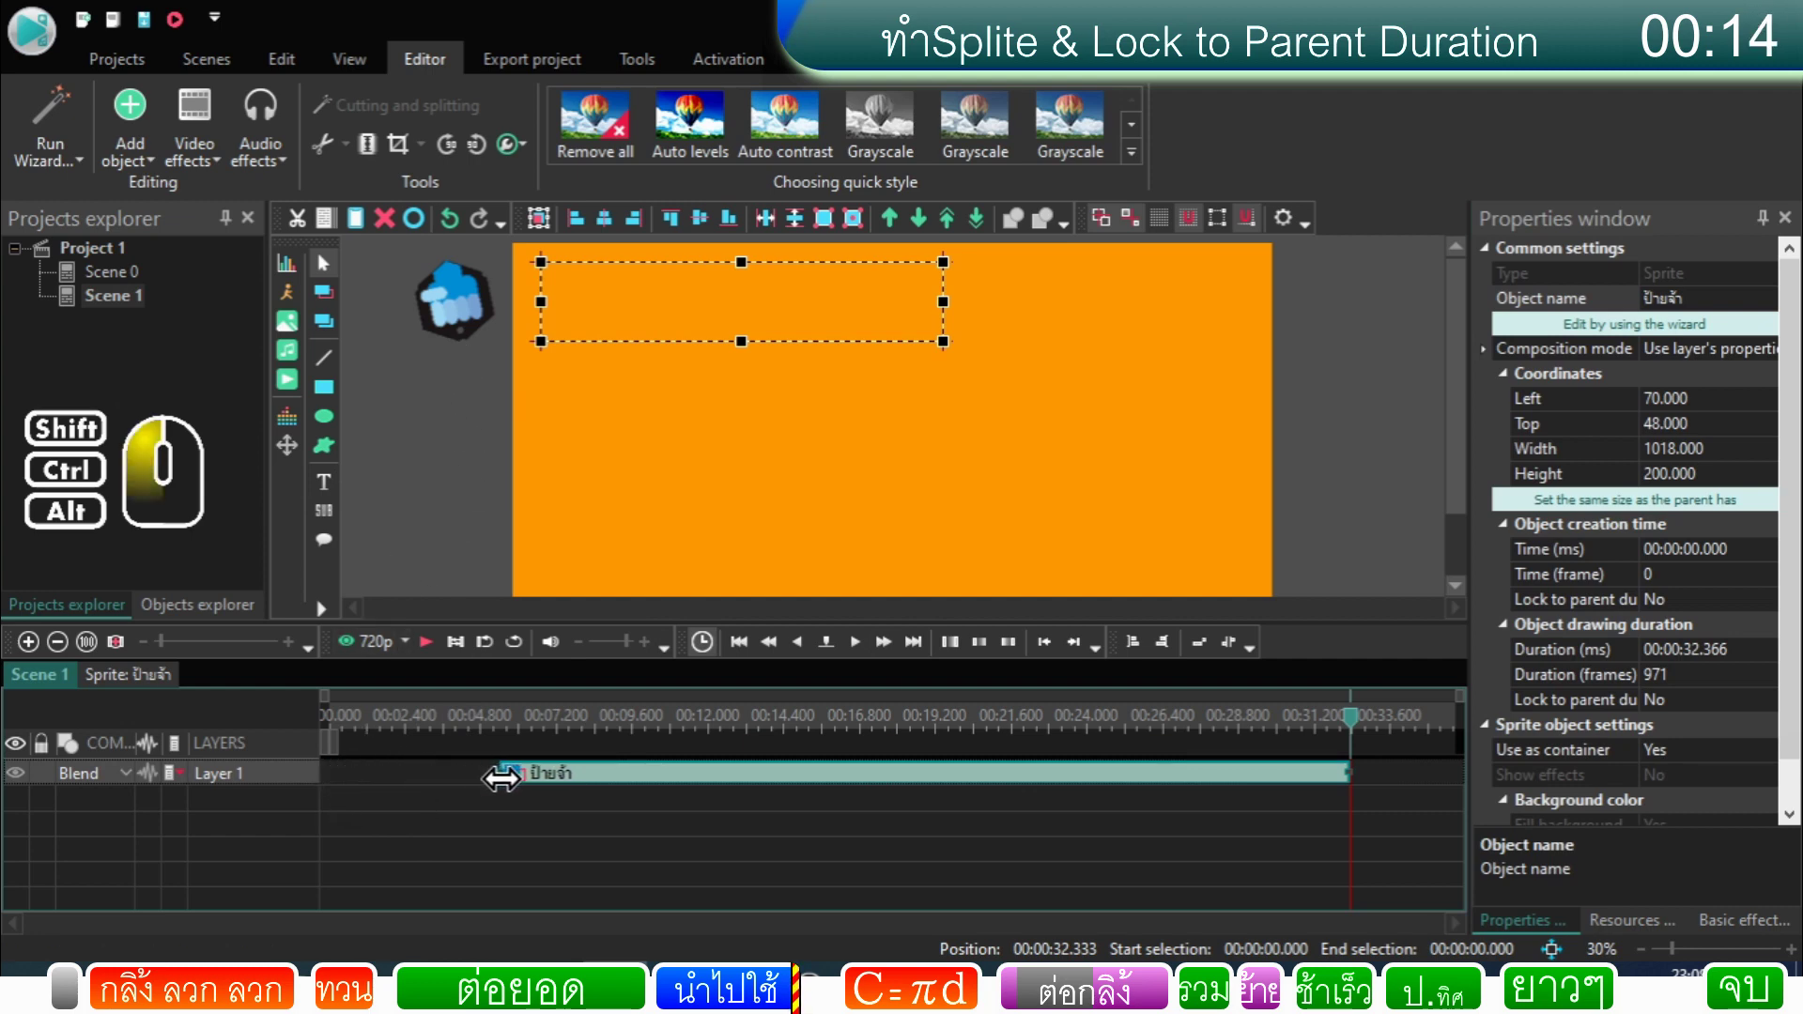
left_click(484, 738)
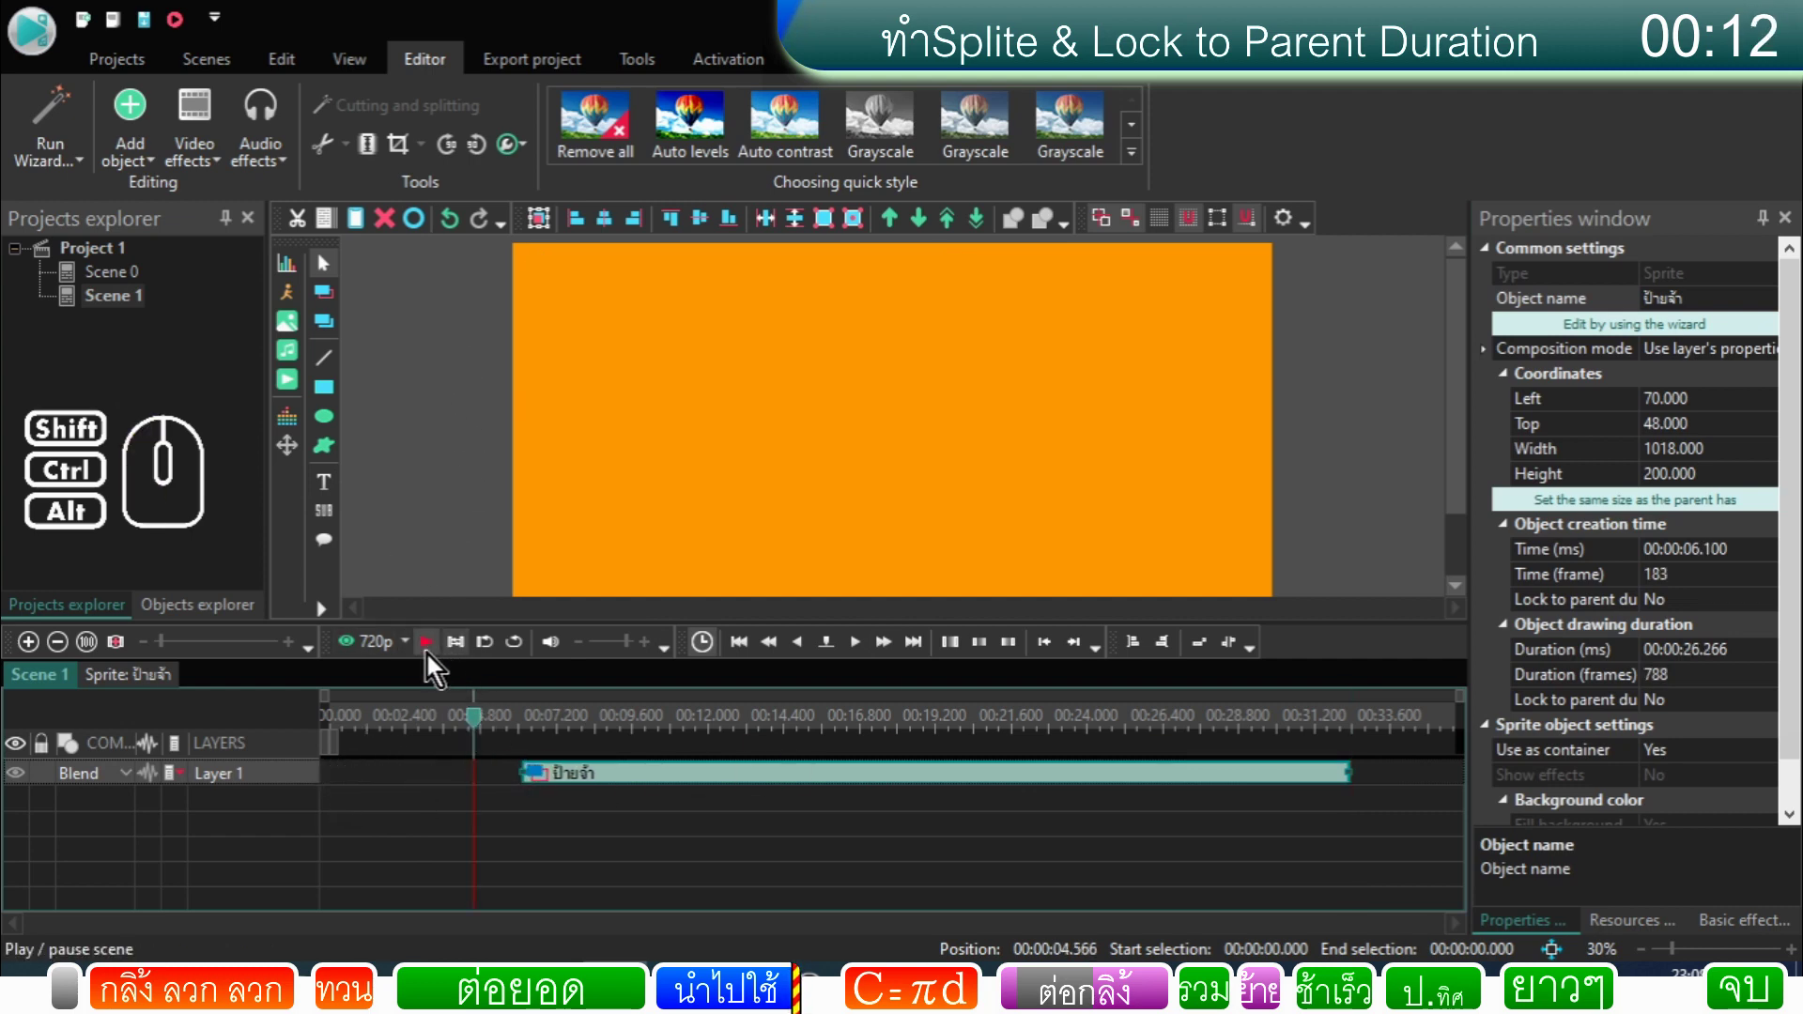
left_click(436, 663)
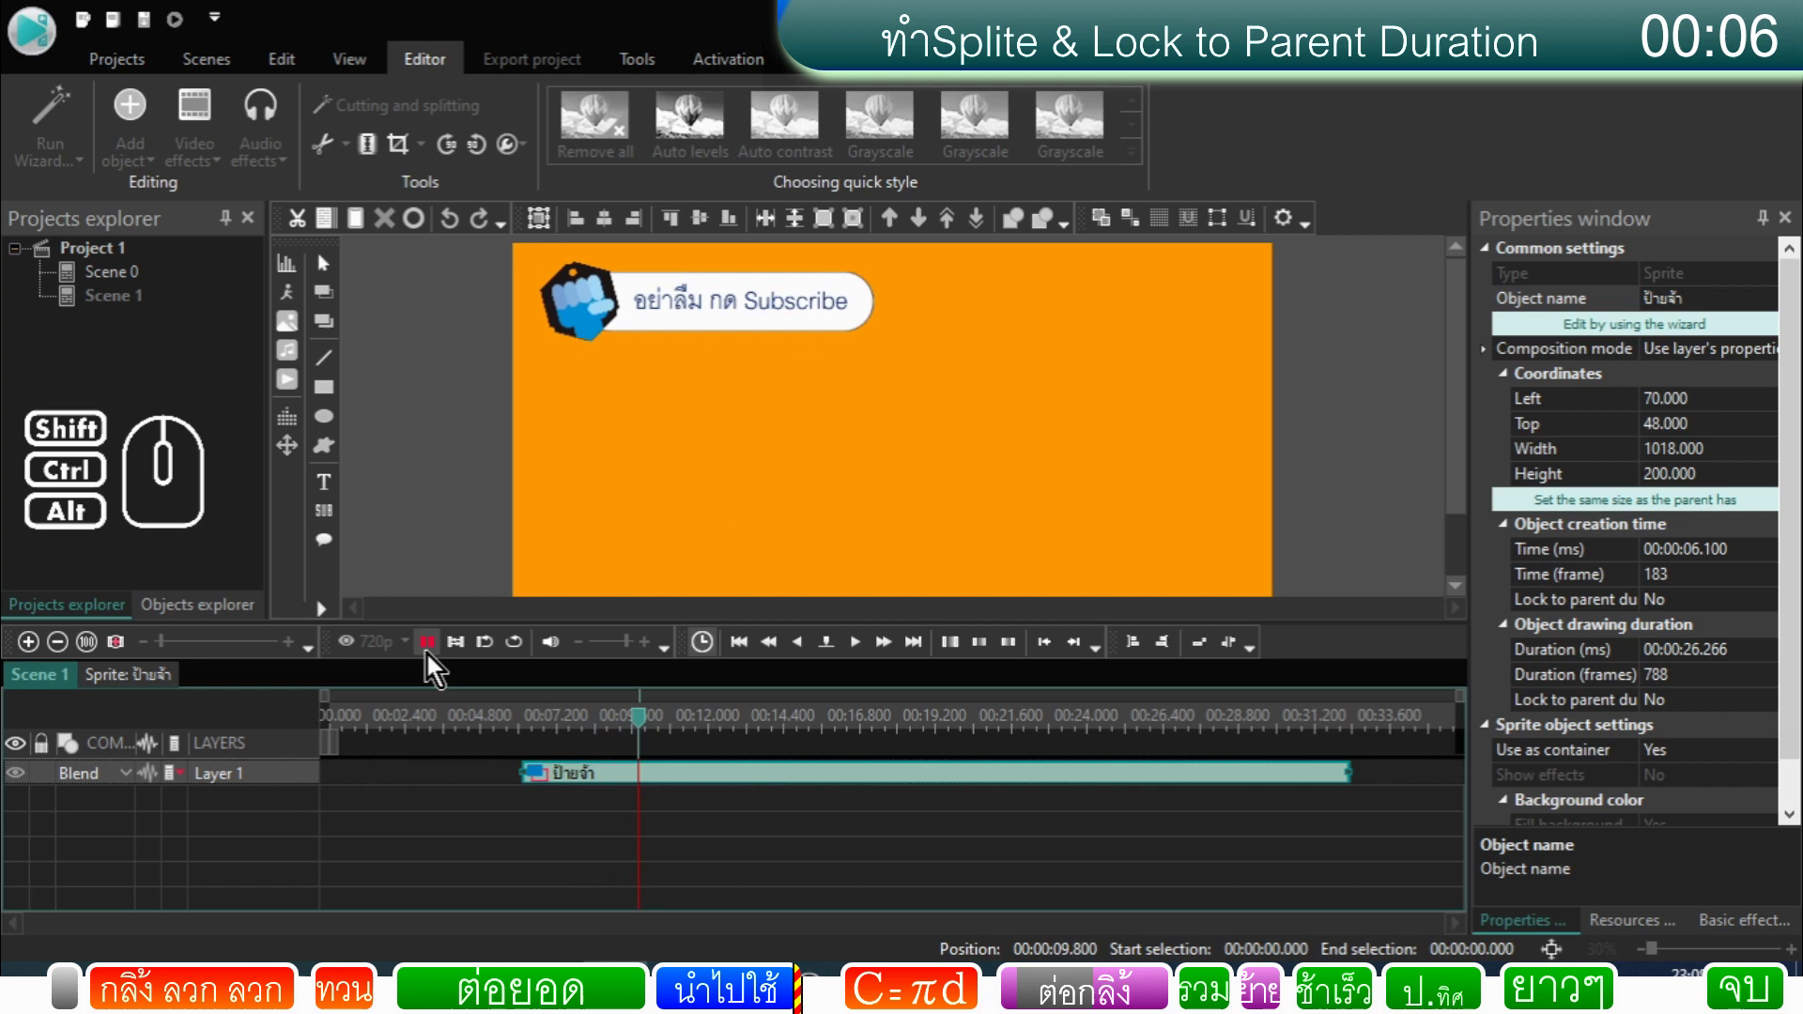
left_click(1291, 739)
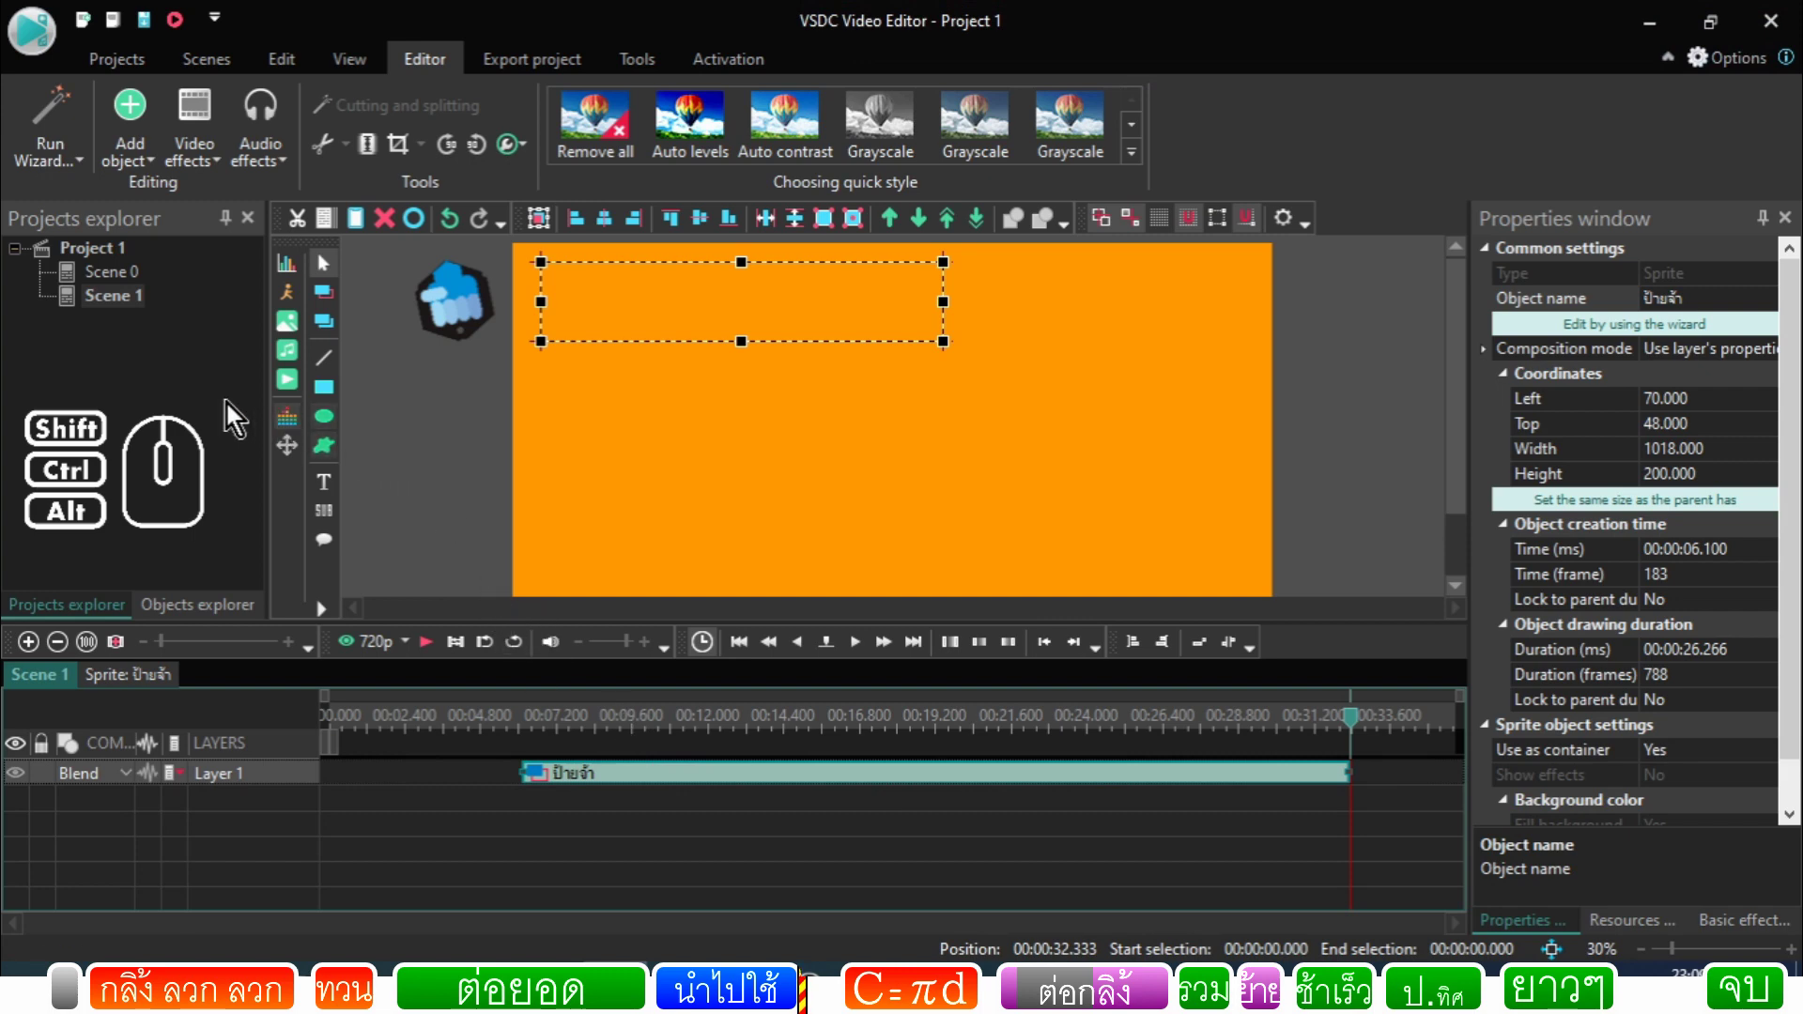
Step: Delete Scene 1 from the Projects explorer, confirming with Yes
left_click(183, 389)
left_click(135, 312)
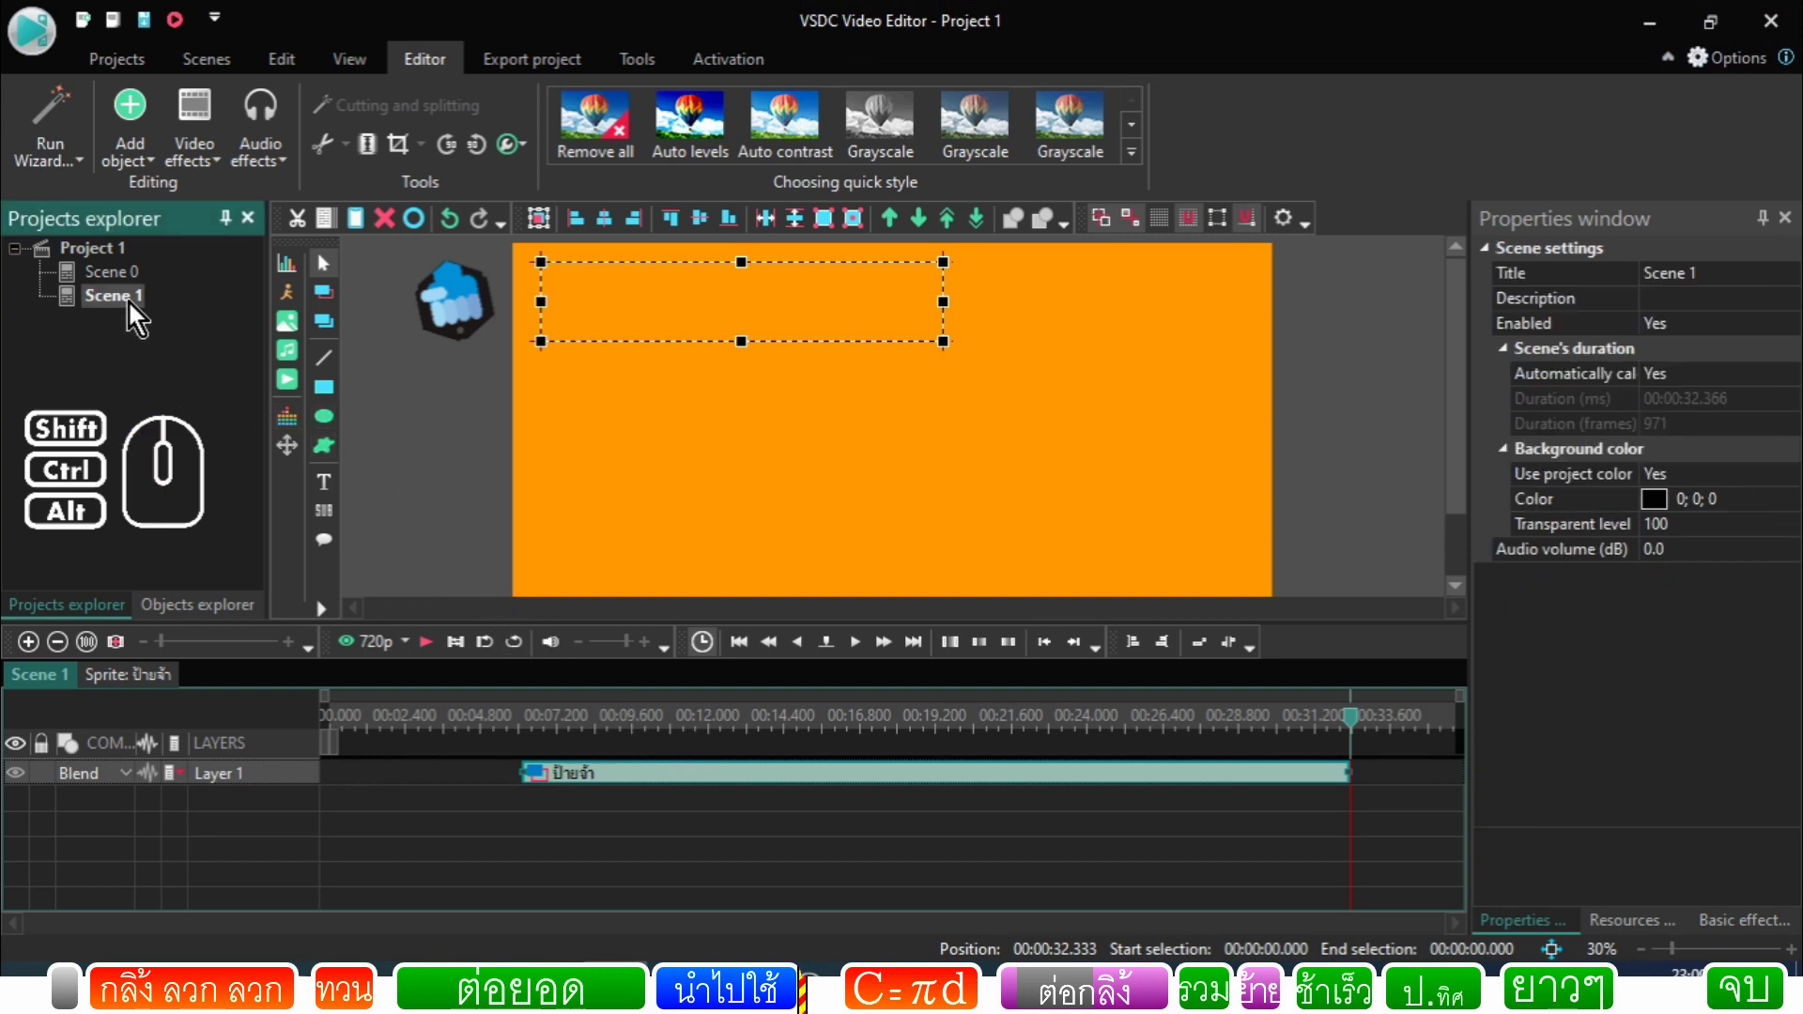
left_click(128, 290)
left_click(128, 309)
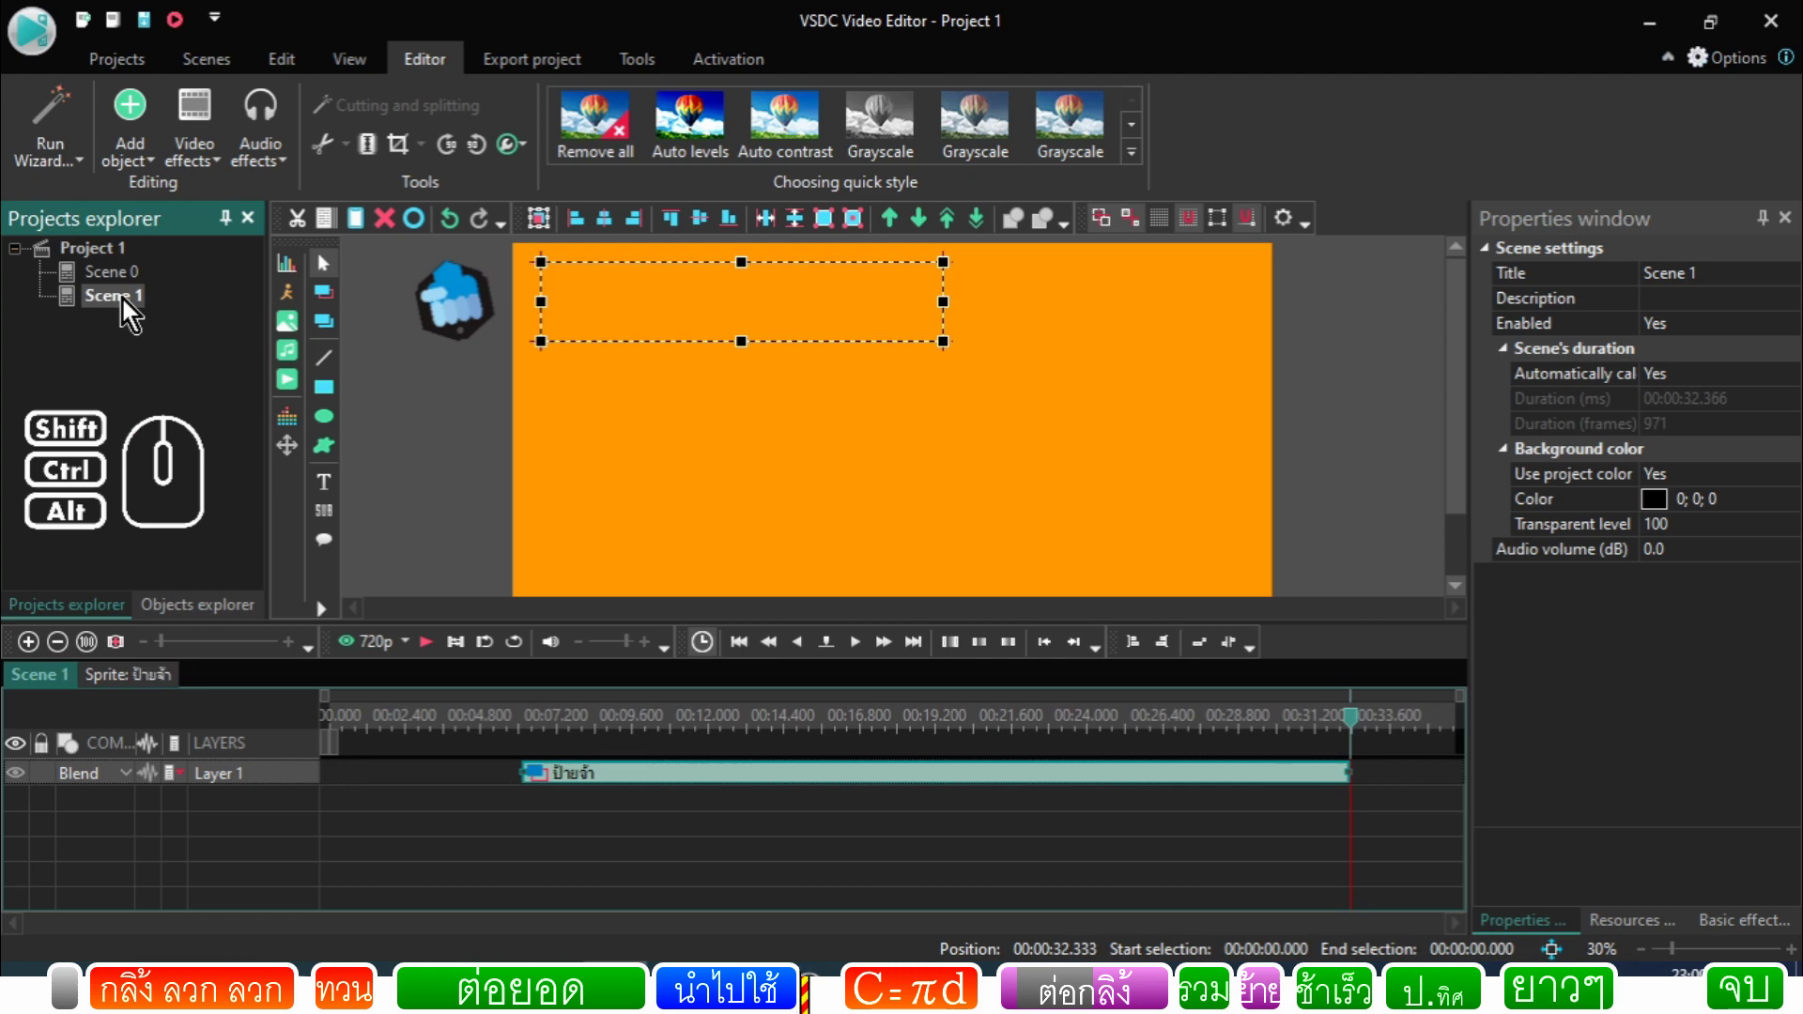
left_click(129, 290)
left_click(128, 312)
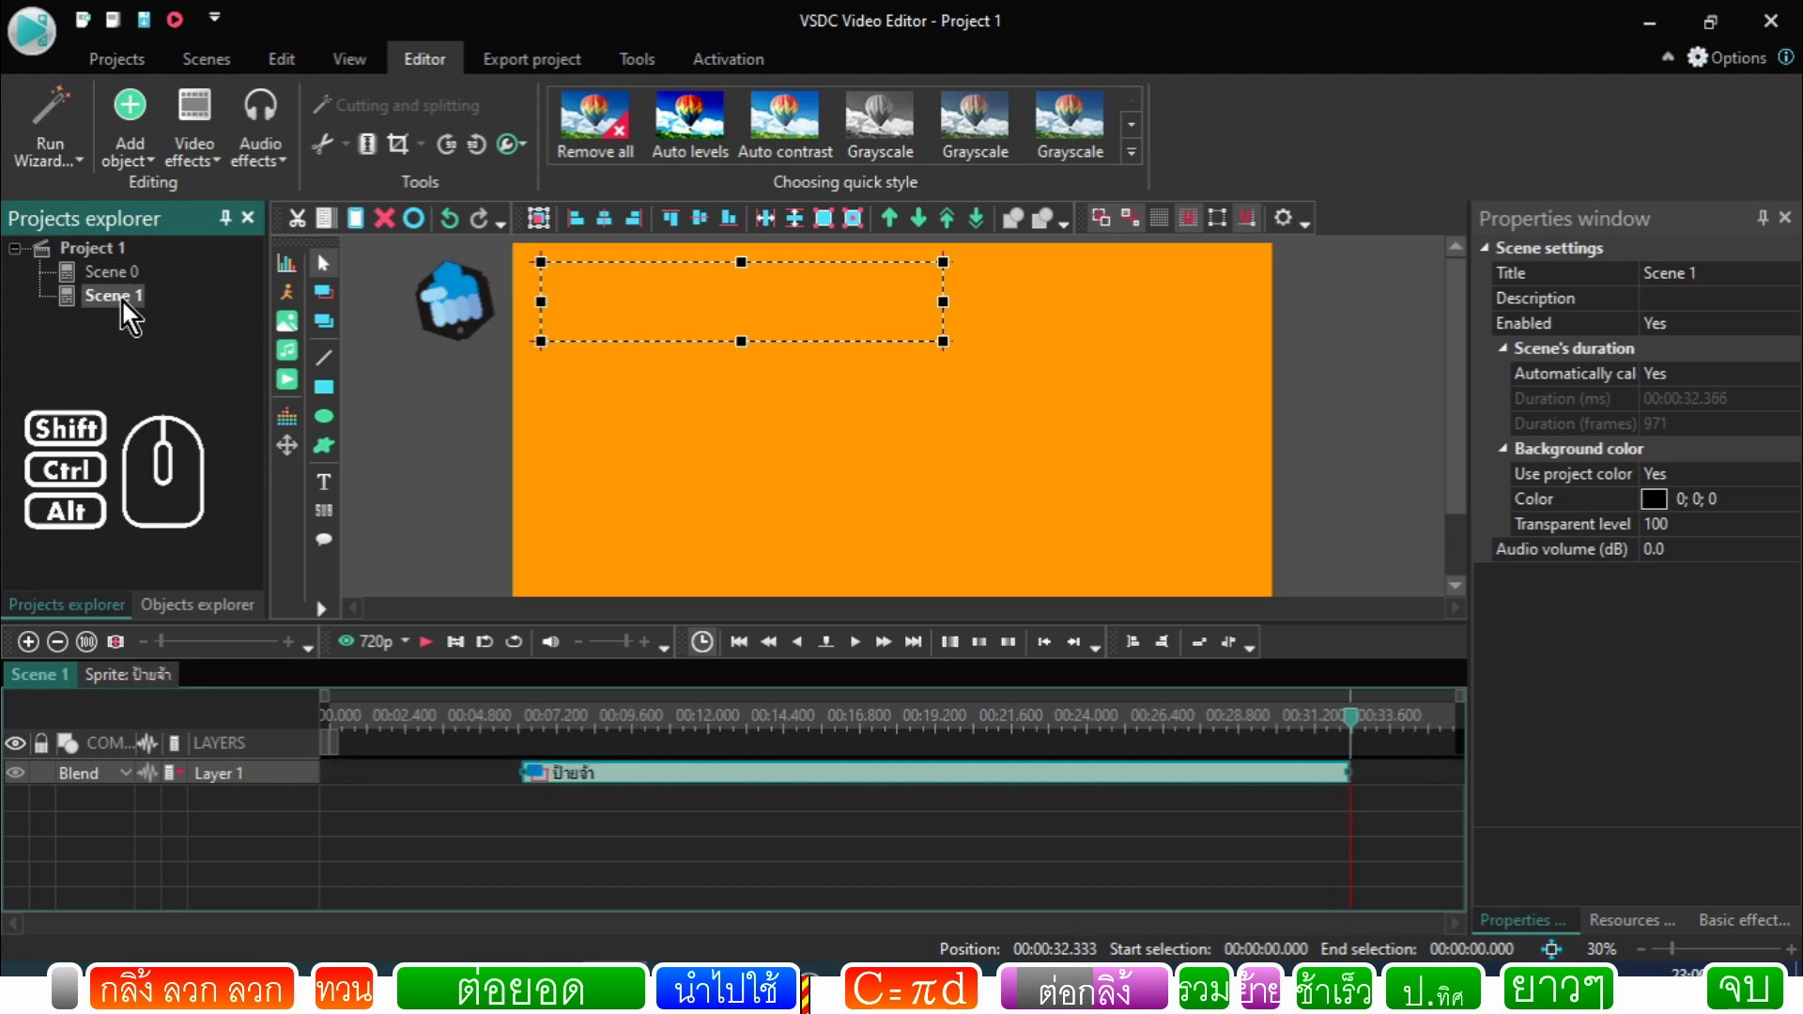
left_click(129, 285)
left_click(125, 303)
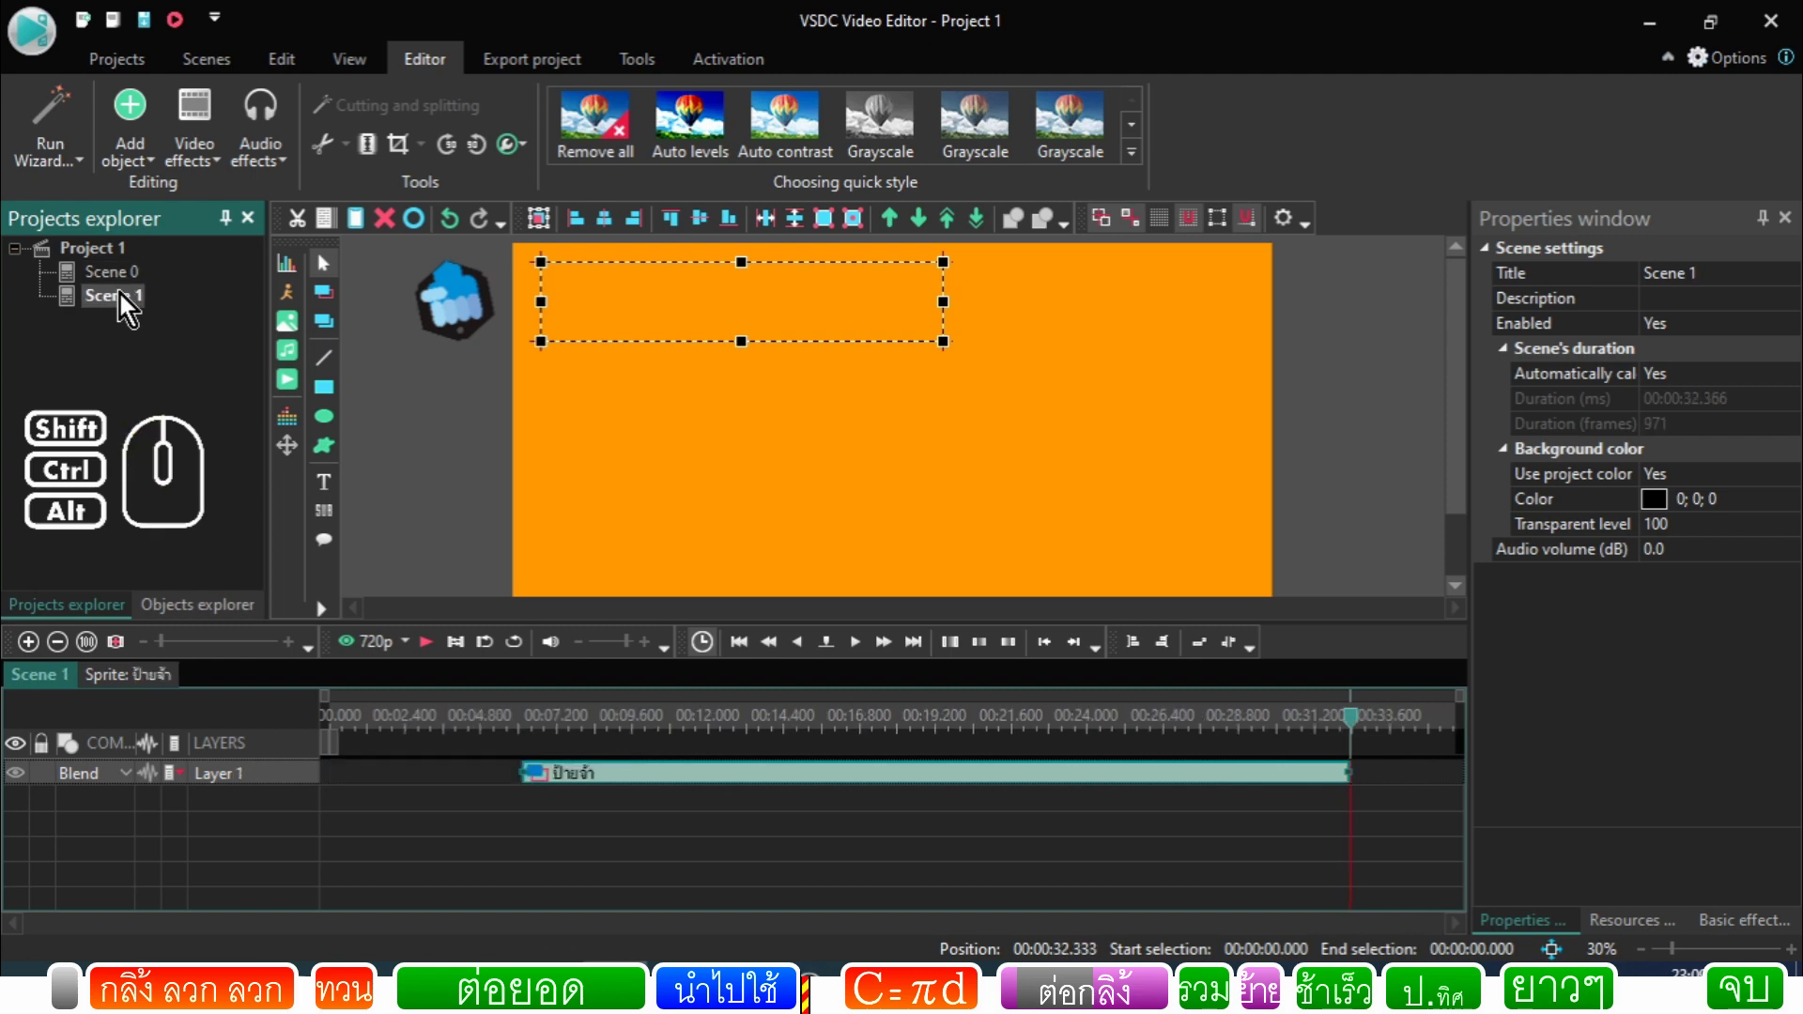
right_click(126, 303)
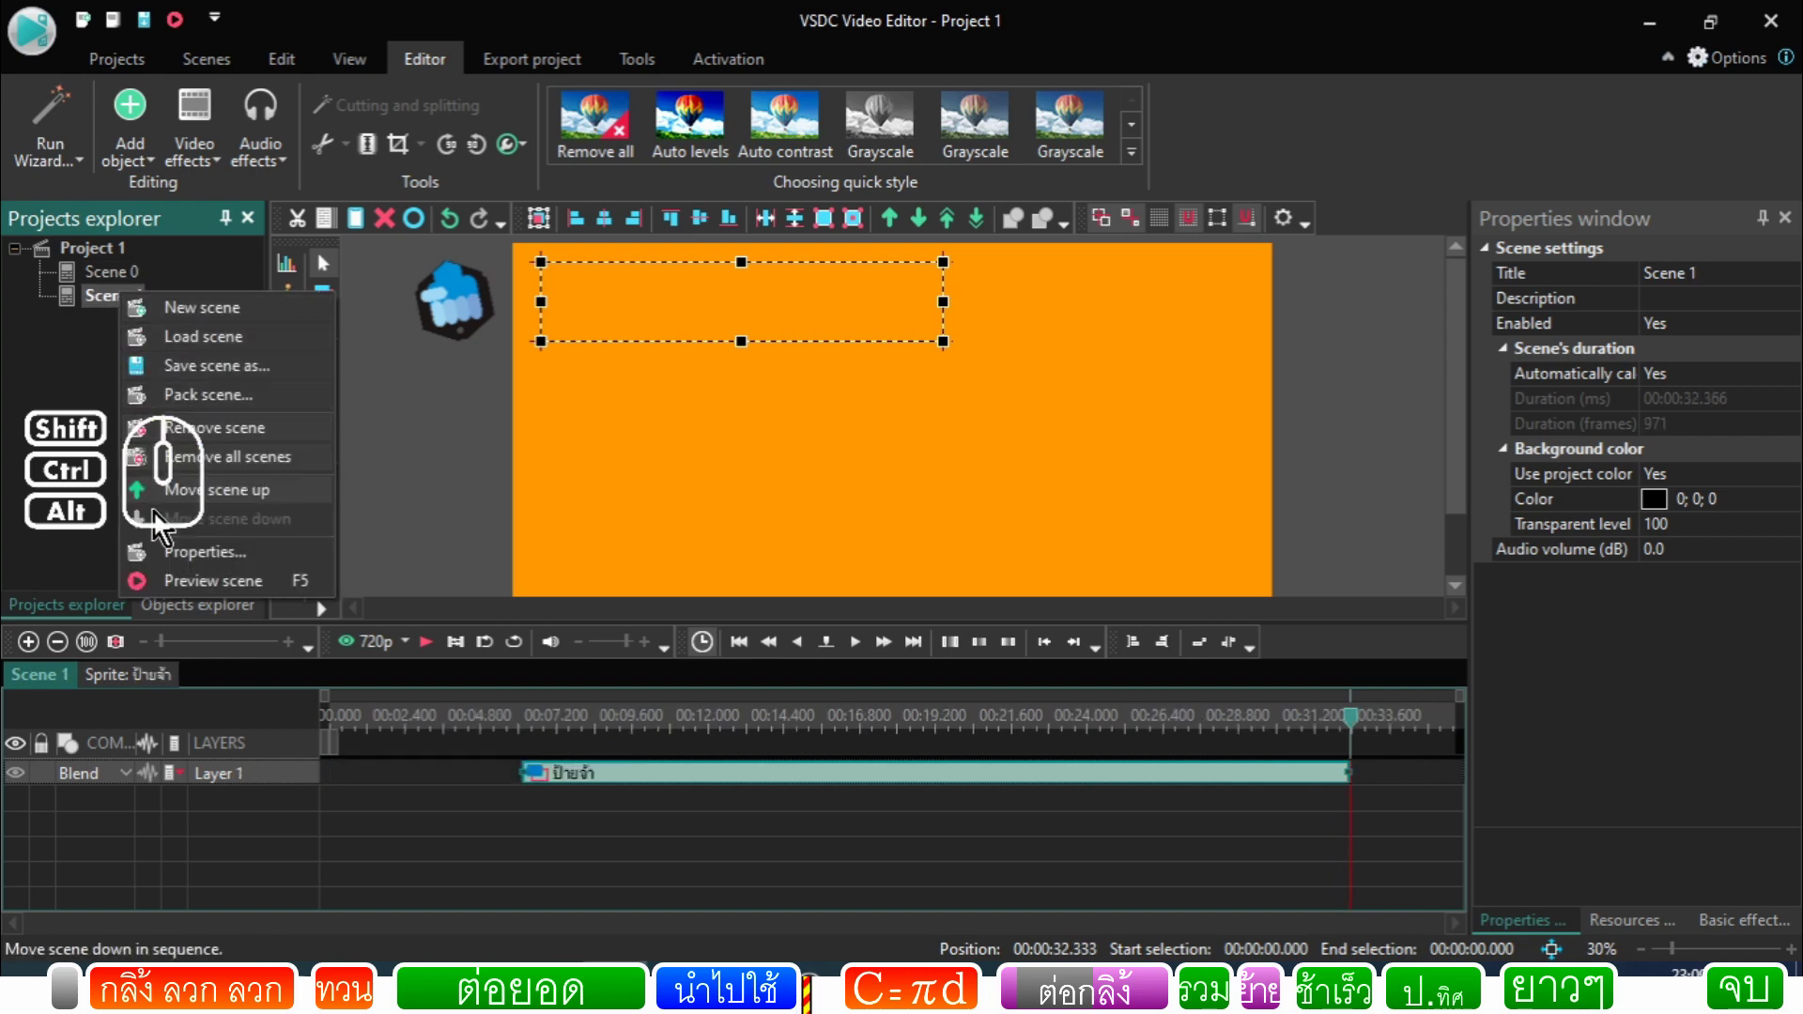
left_click(181, 442)
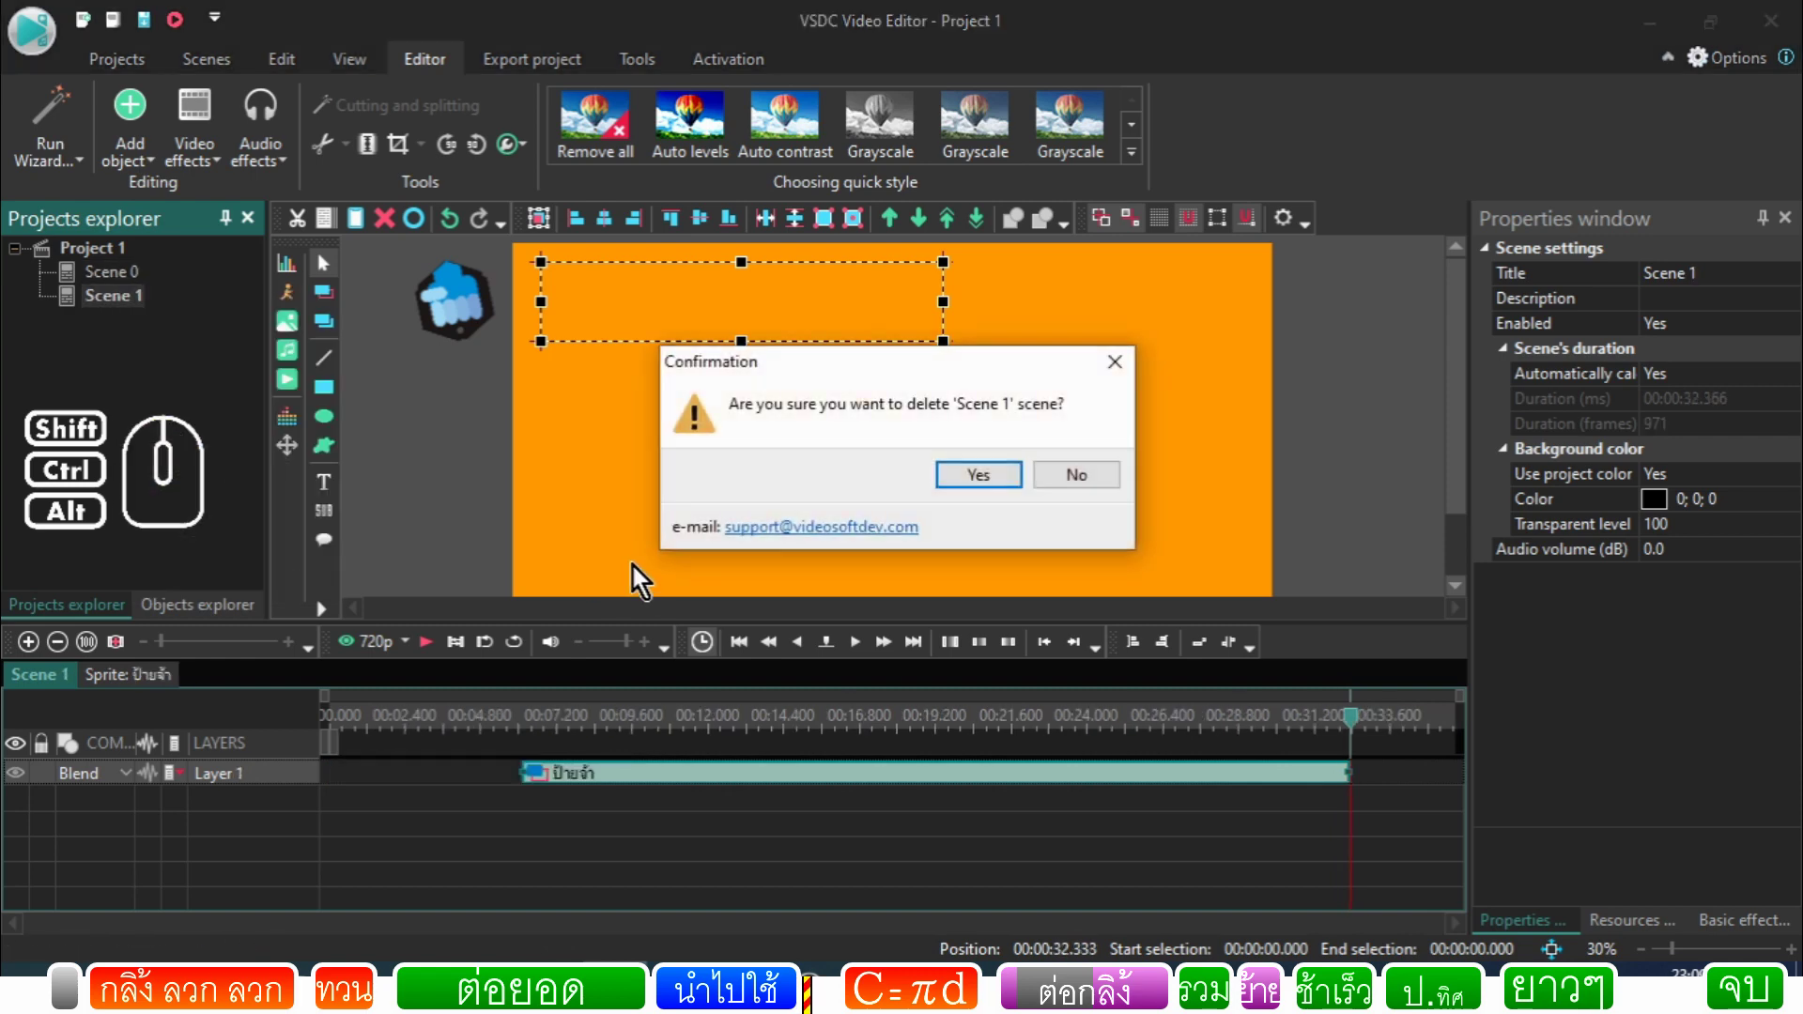
left_click(963, 500)
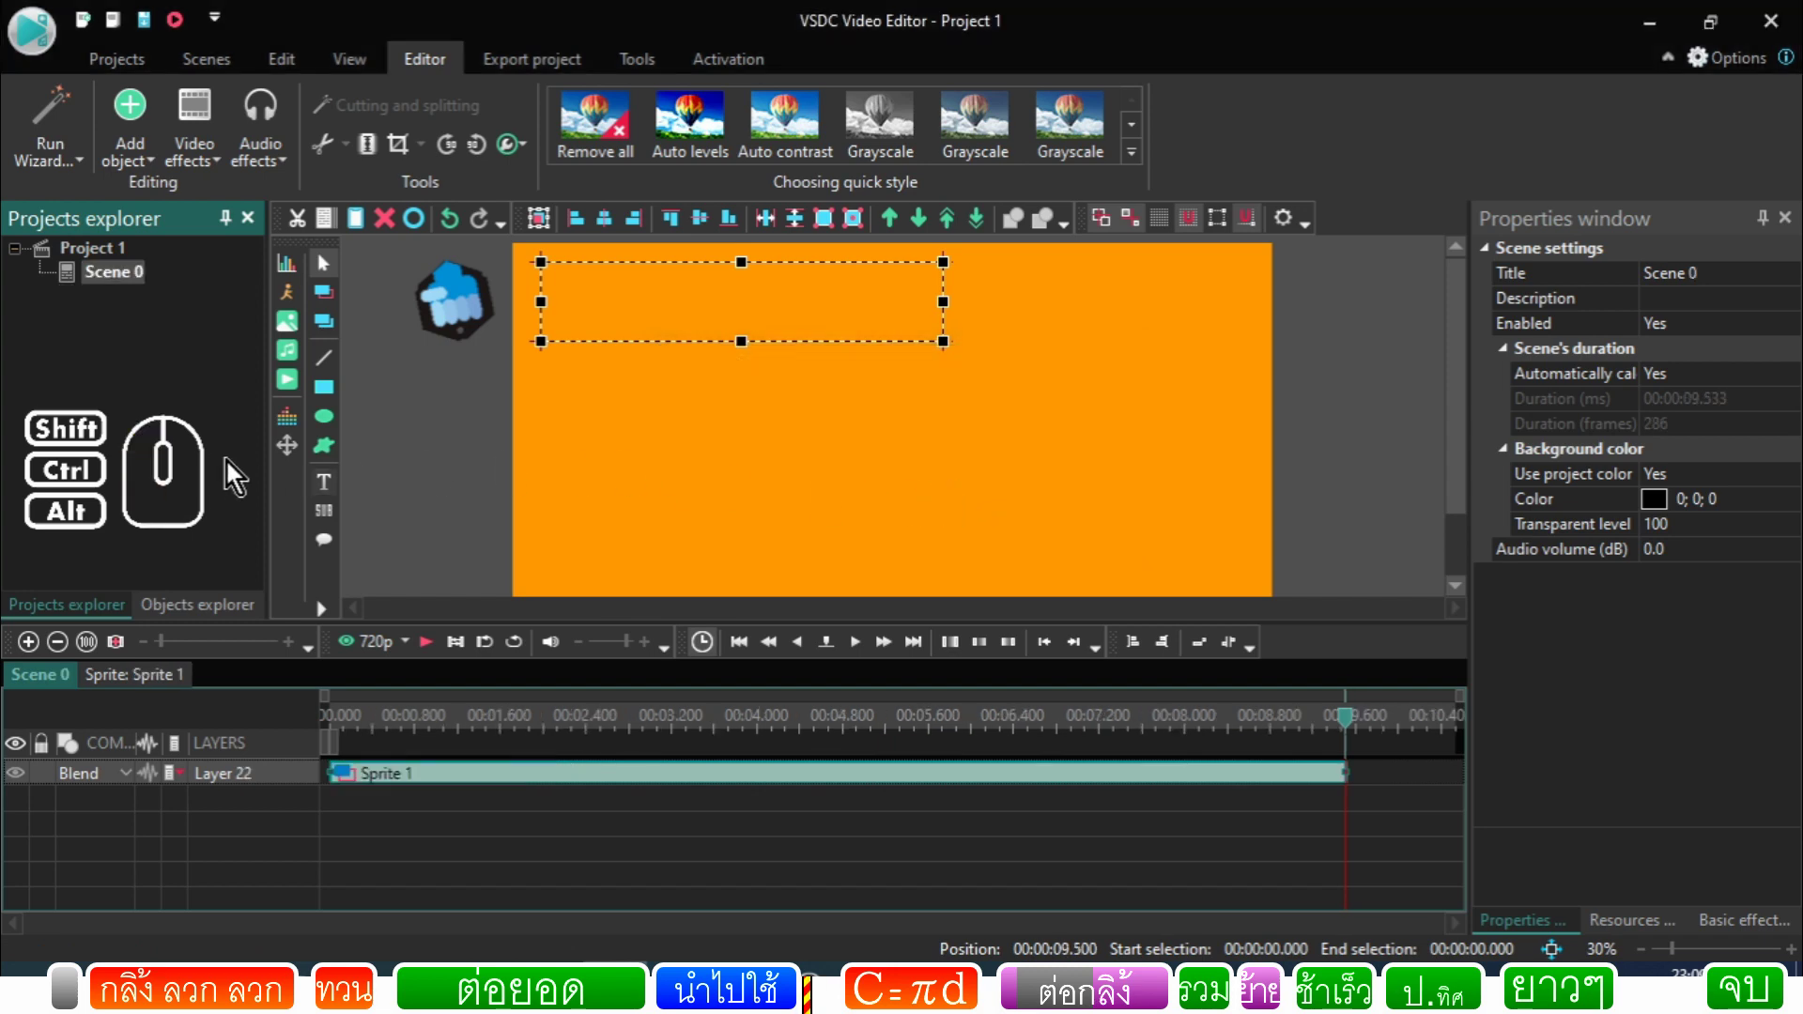
Step: Scrub and play through Scene 0's animation
left_click(514, 730)
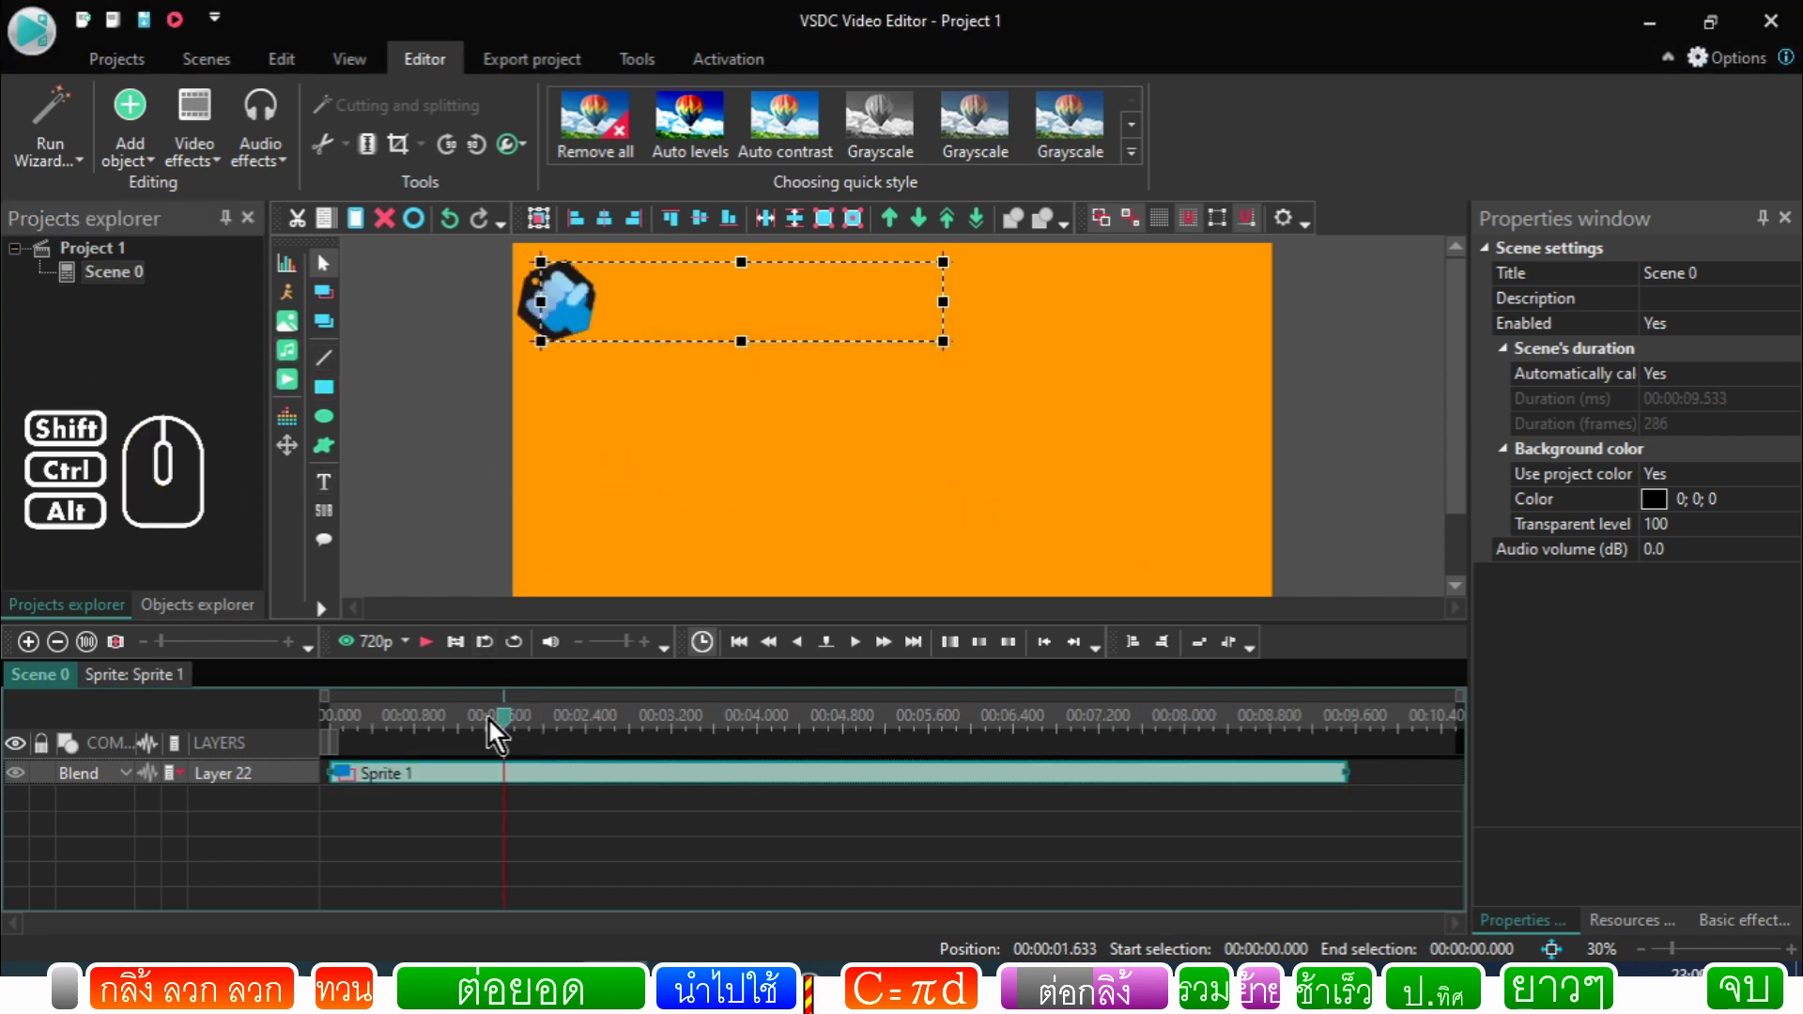
left_click(480, 731)
left_click_drag(480, 730, 338, 735)
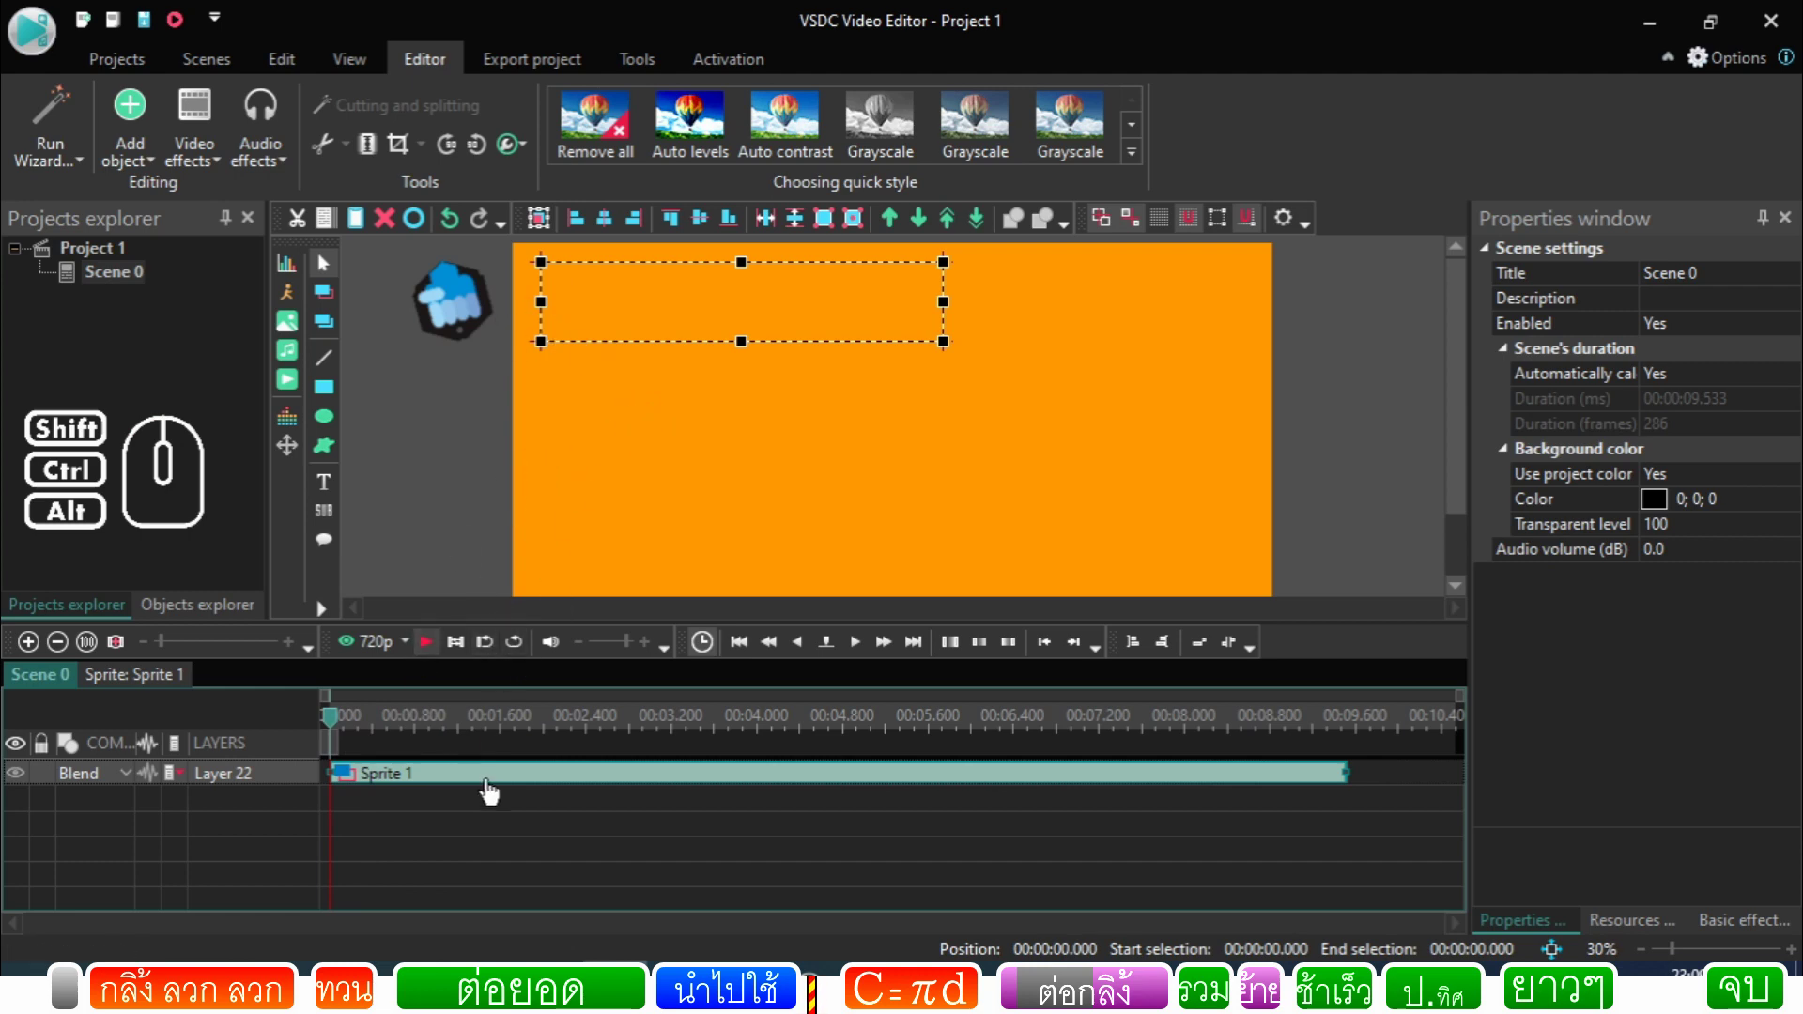
left_click(480, 789)
left_click(485, 739)
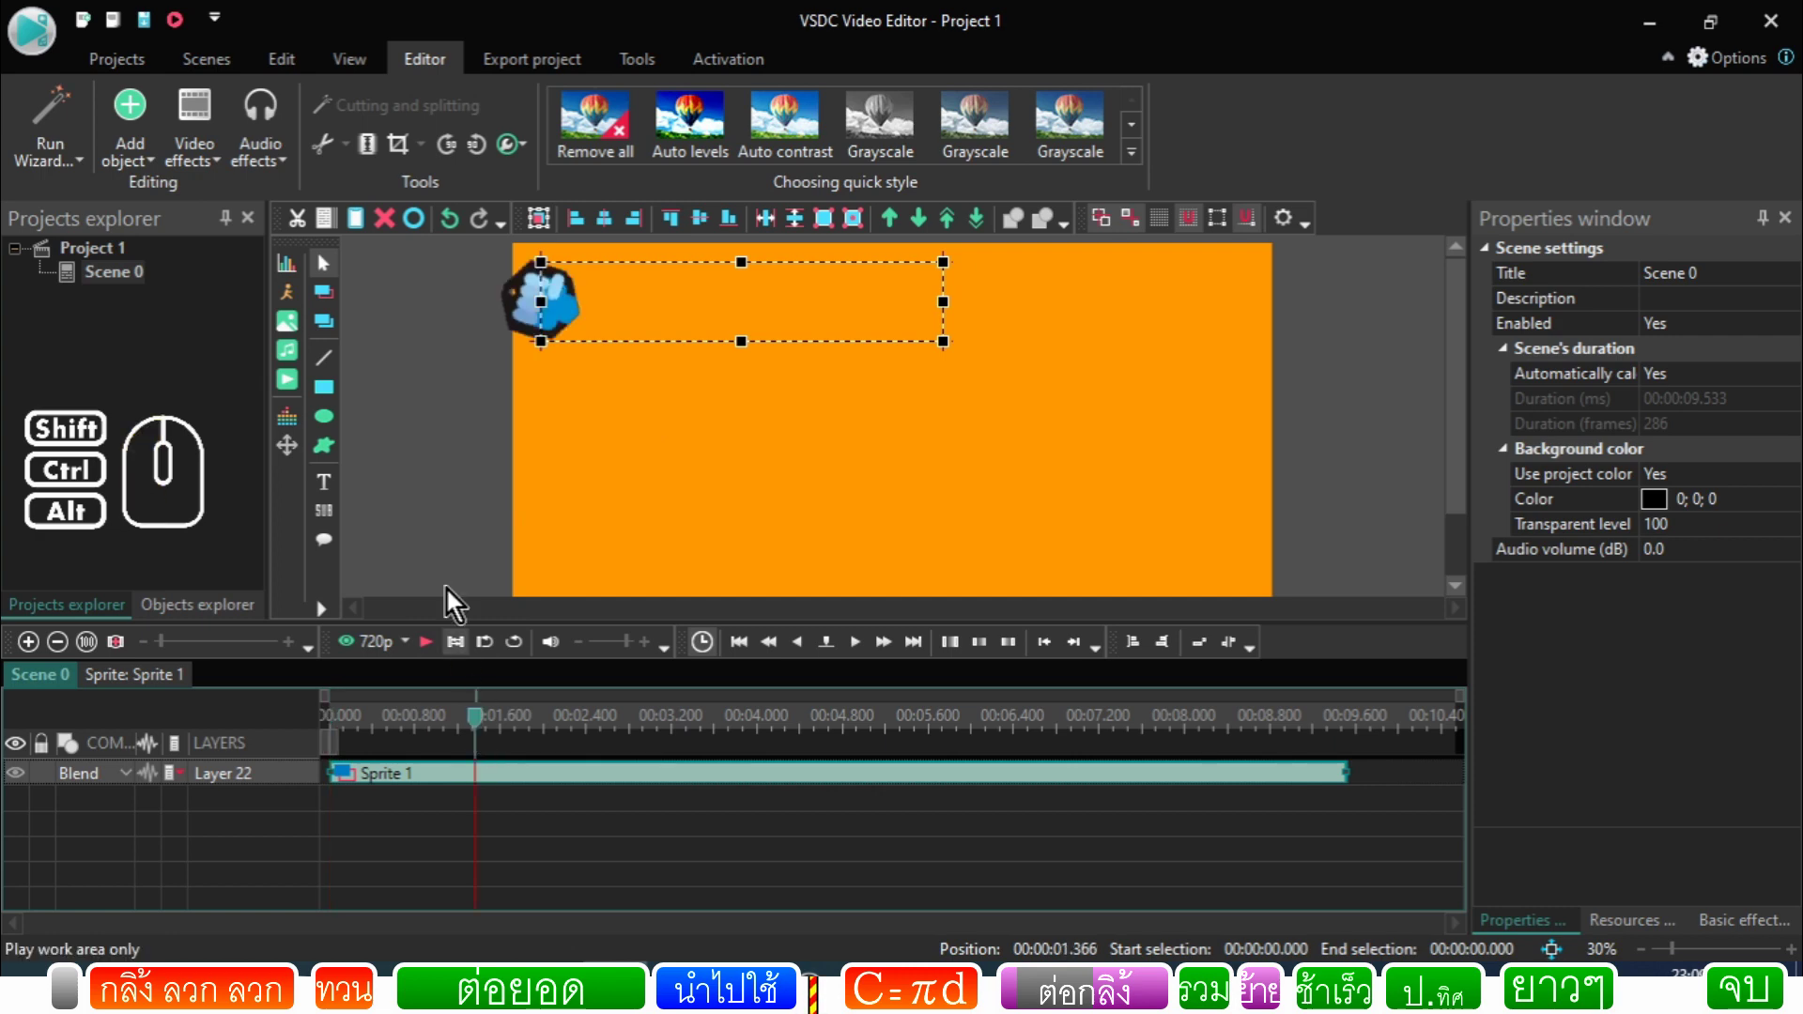
left_click(477, 548)
Step: Create a new empty Scene 1 via New scene
left_click(147, 363)
left_click(118, 279)
right_click(116, 358)
left_click(171, 378)
left_click(116, 309)
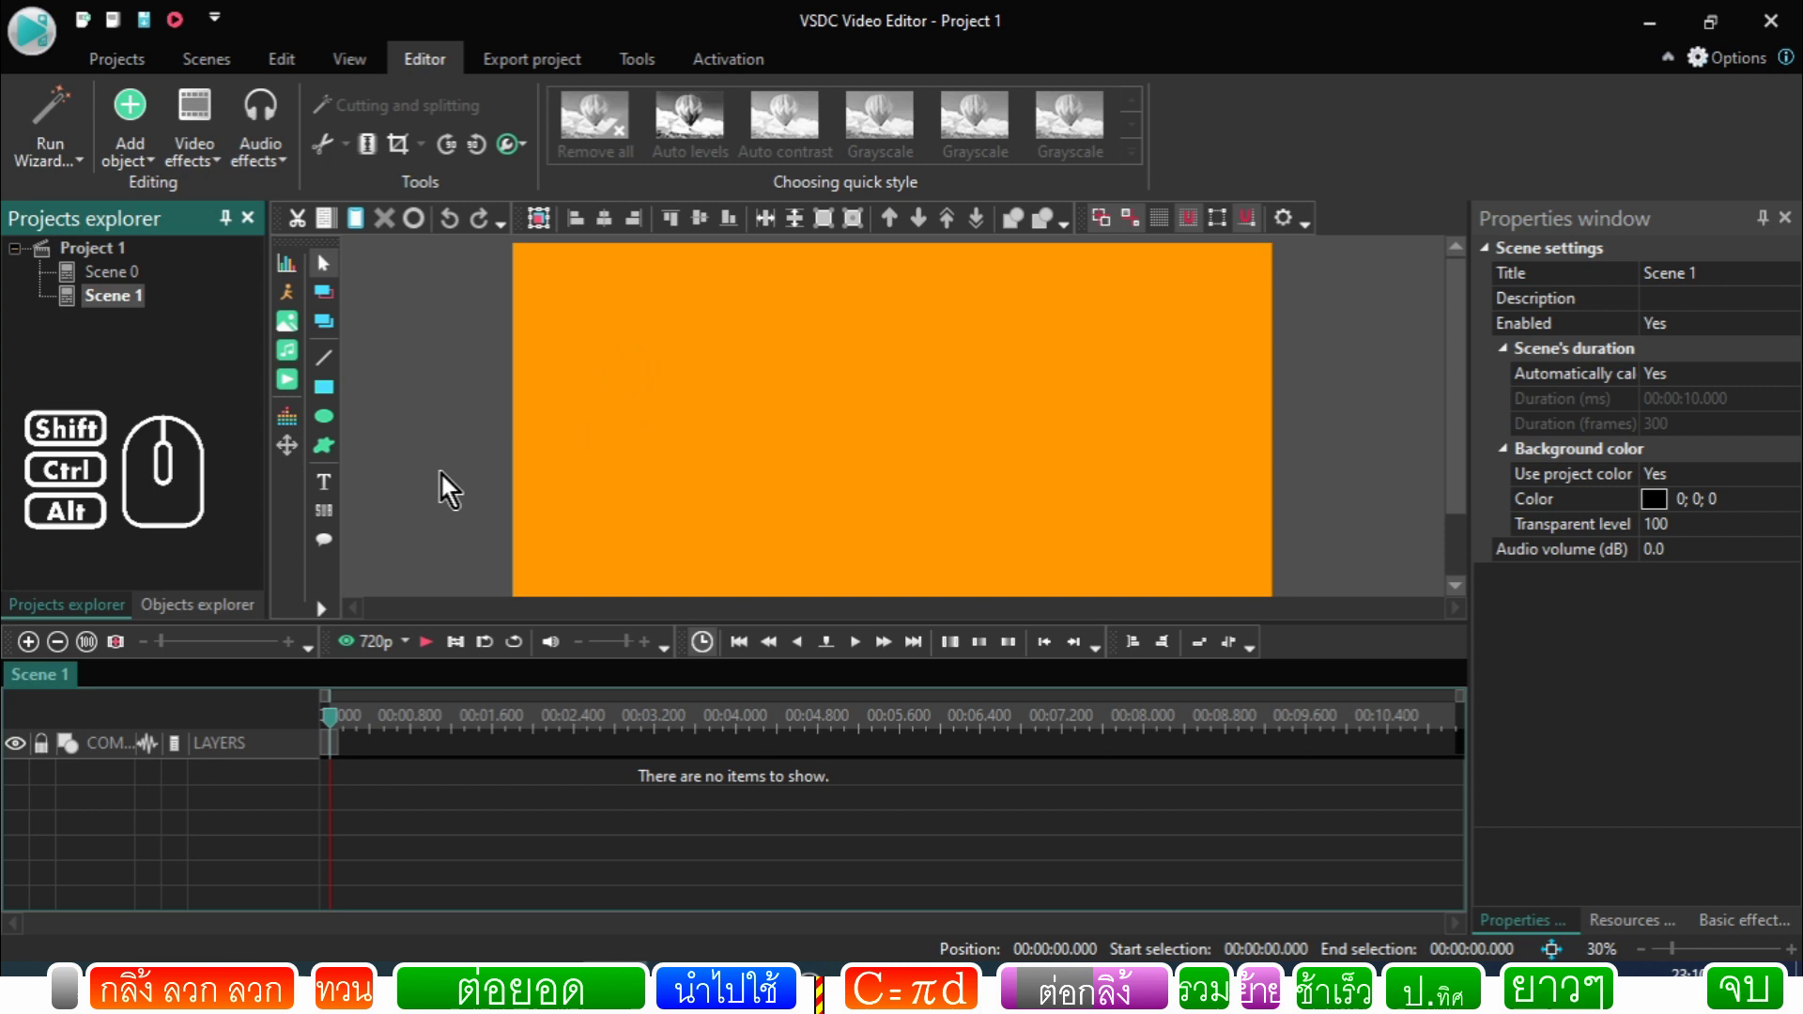
Step: Copy the logo image from Scene 0's Sprite 1 and paste it into Scene 1
left_click(115, 282)
left_click(538, 331)
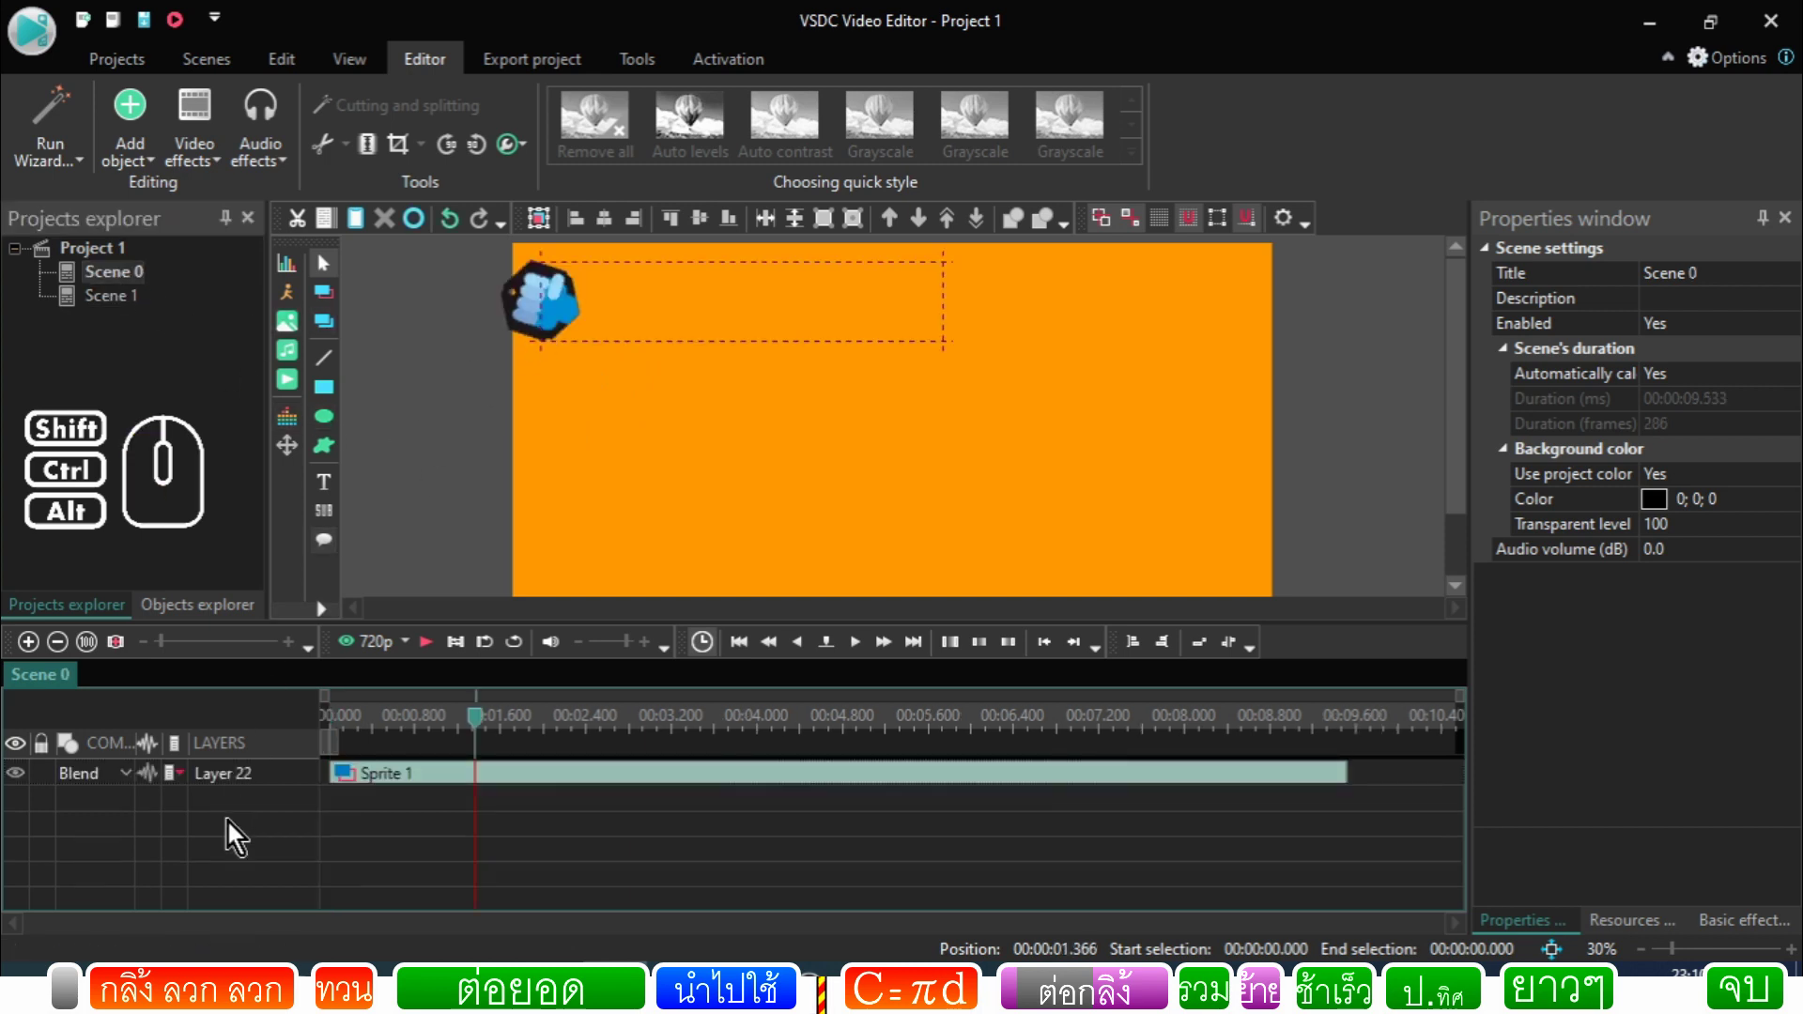
double_click(363, 786)
left_click(364, 786)
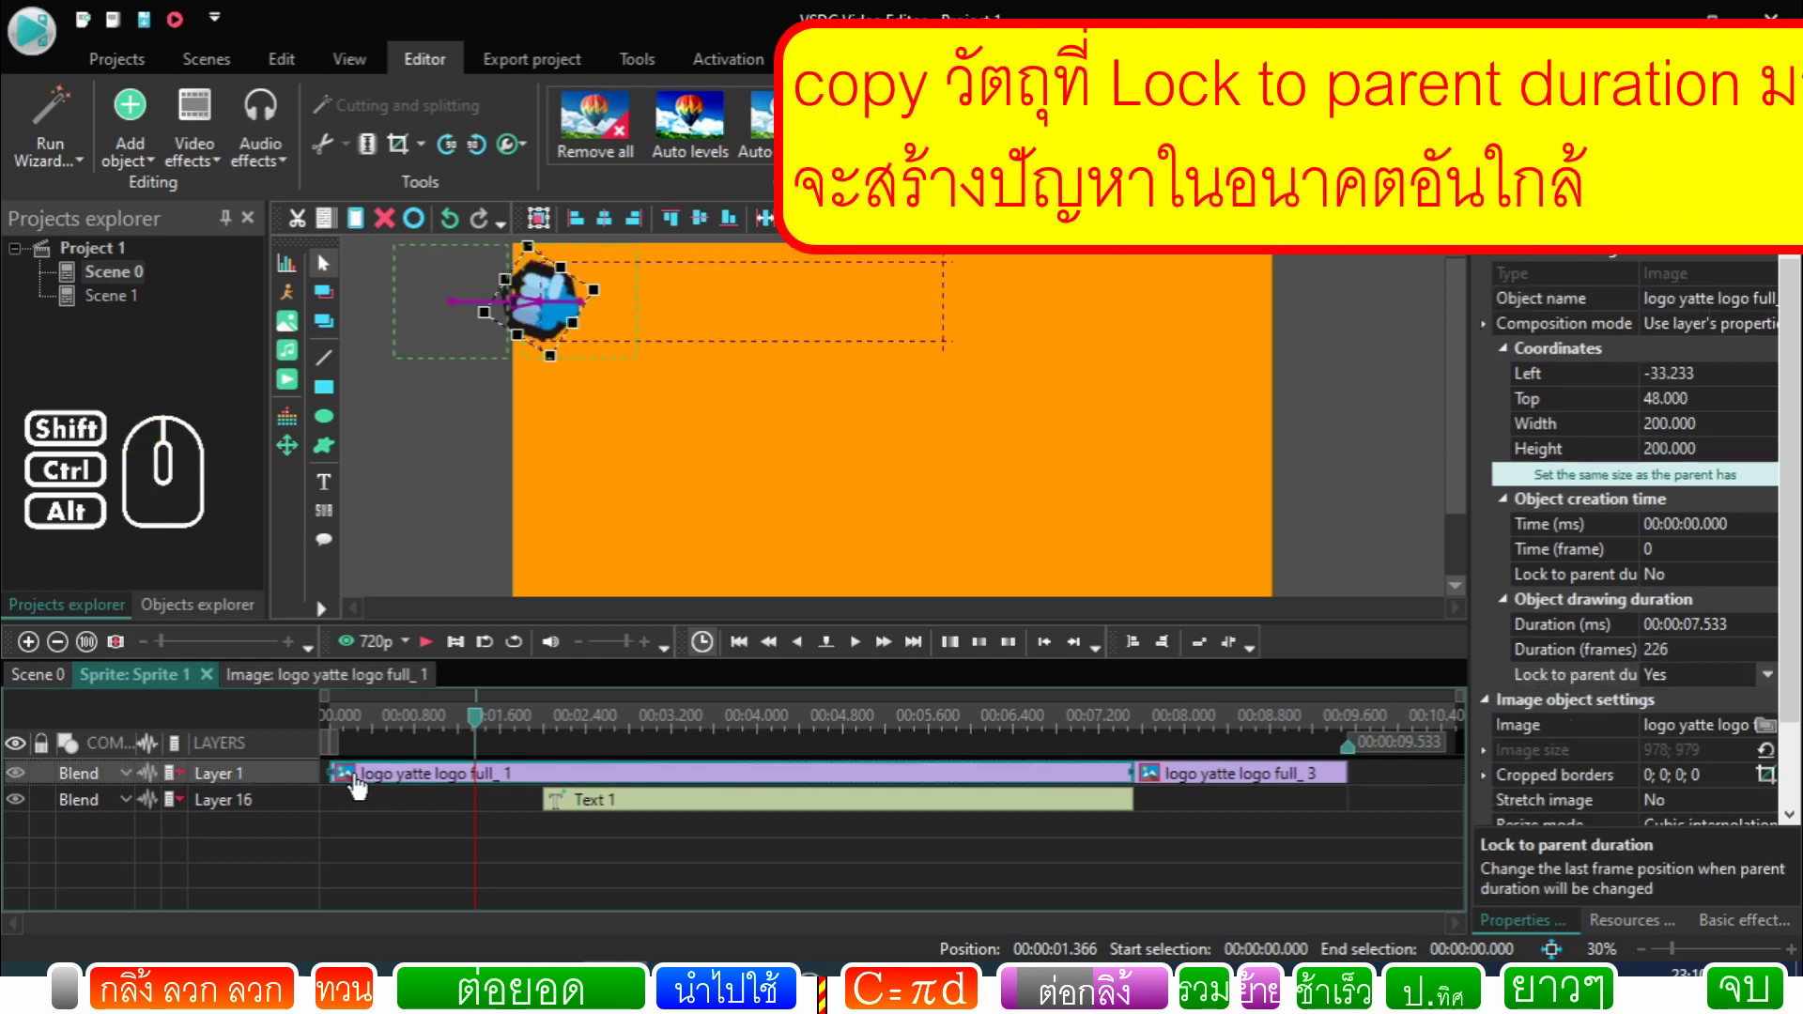
left_click(140, 300)
left_click(646, 411)
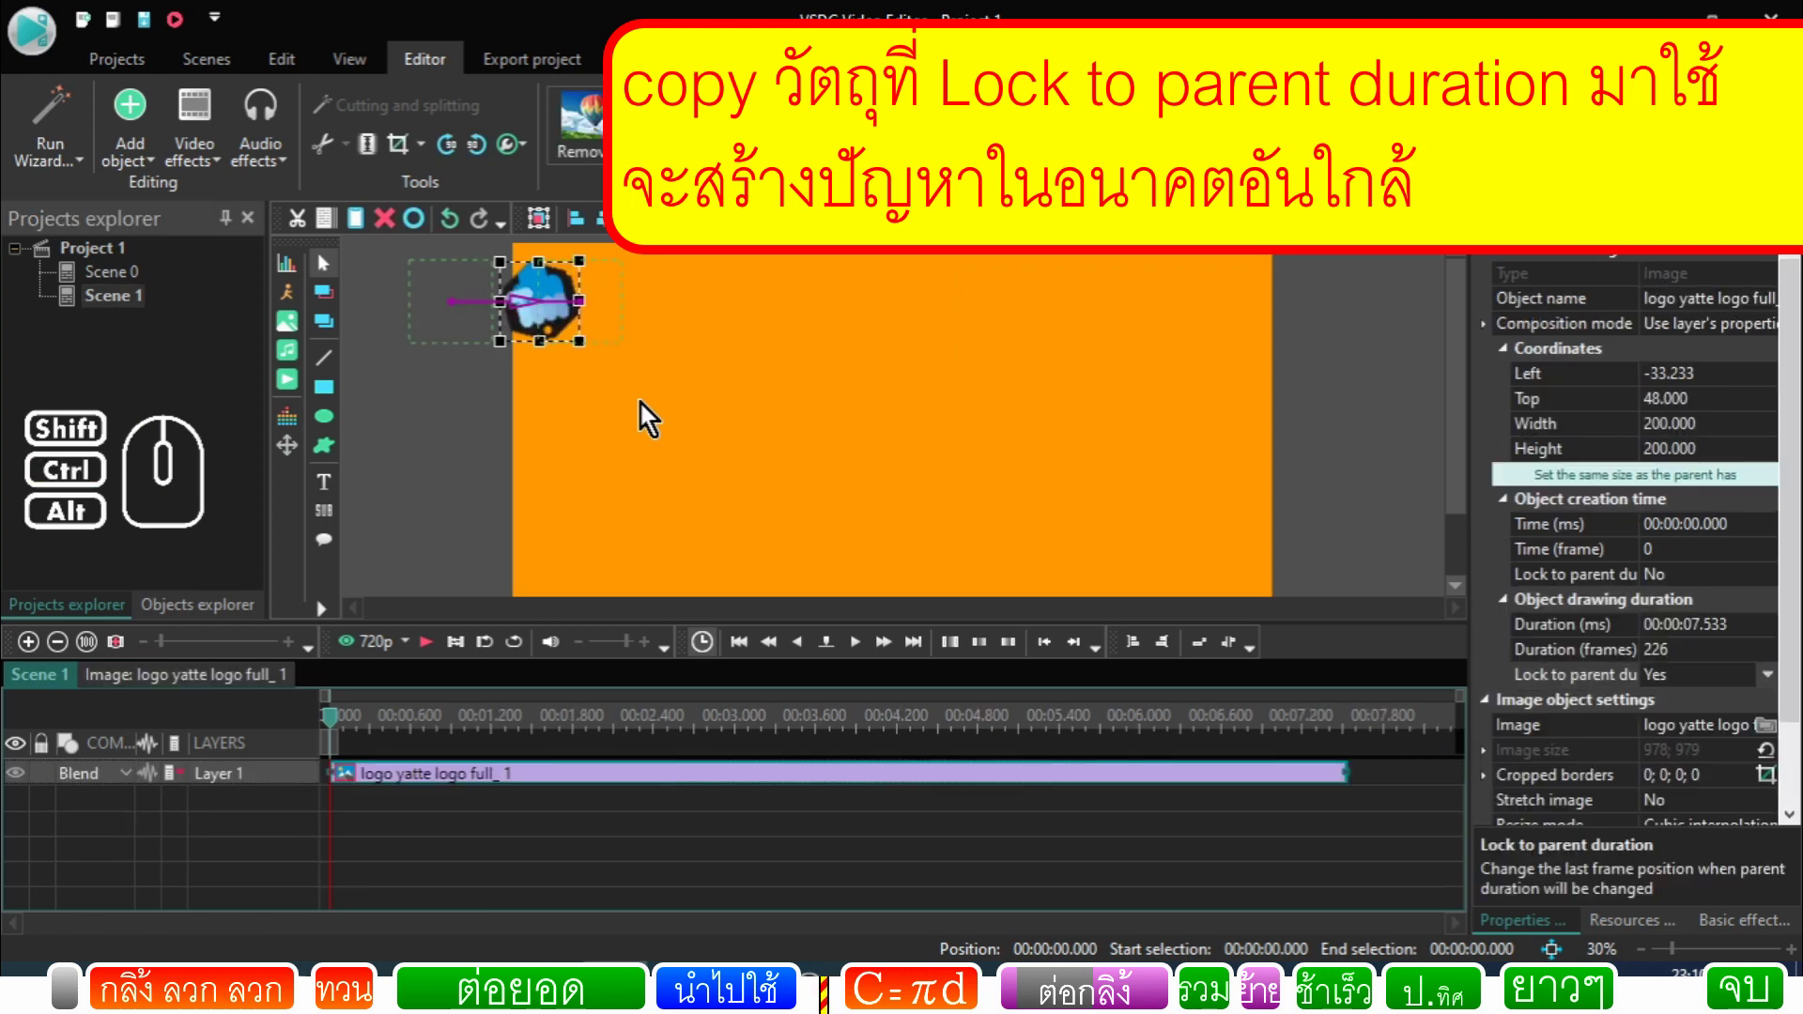
Step: Delete the logo's inner Movement and Rotate layers and rewind Scene 1 to the start
double_click(367, 783)
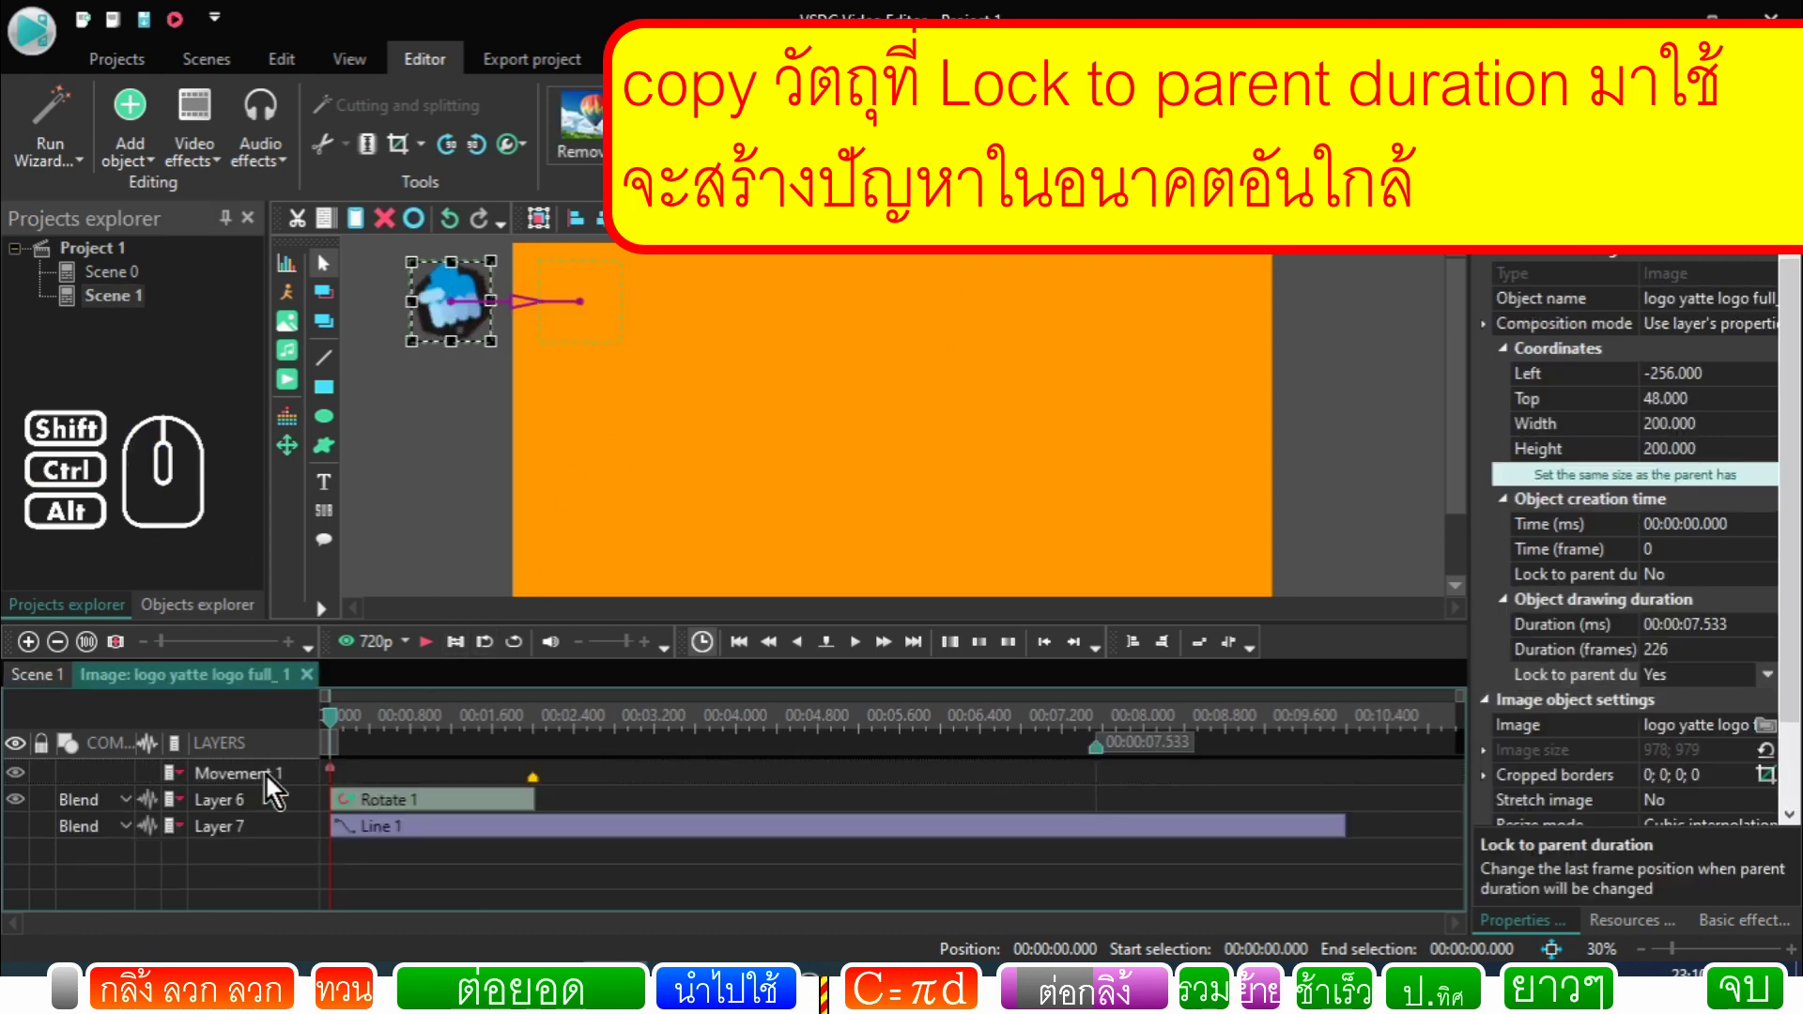
left_click(272, 786)
left_click(281, 808)
left_click(282, 784)
right_click(281, 783)
left_click(385, 244)
left_click(419, 862)
left_click(406, 723)
left_click(30, 790)
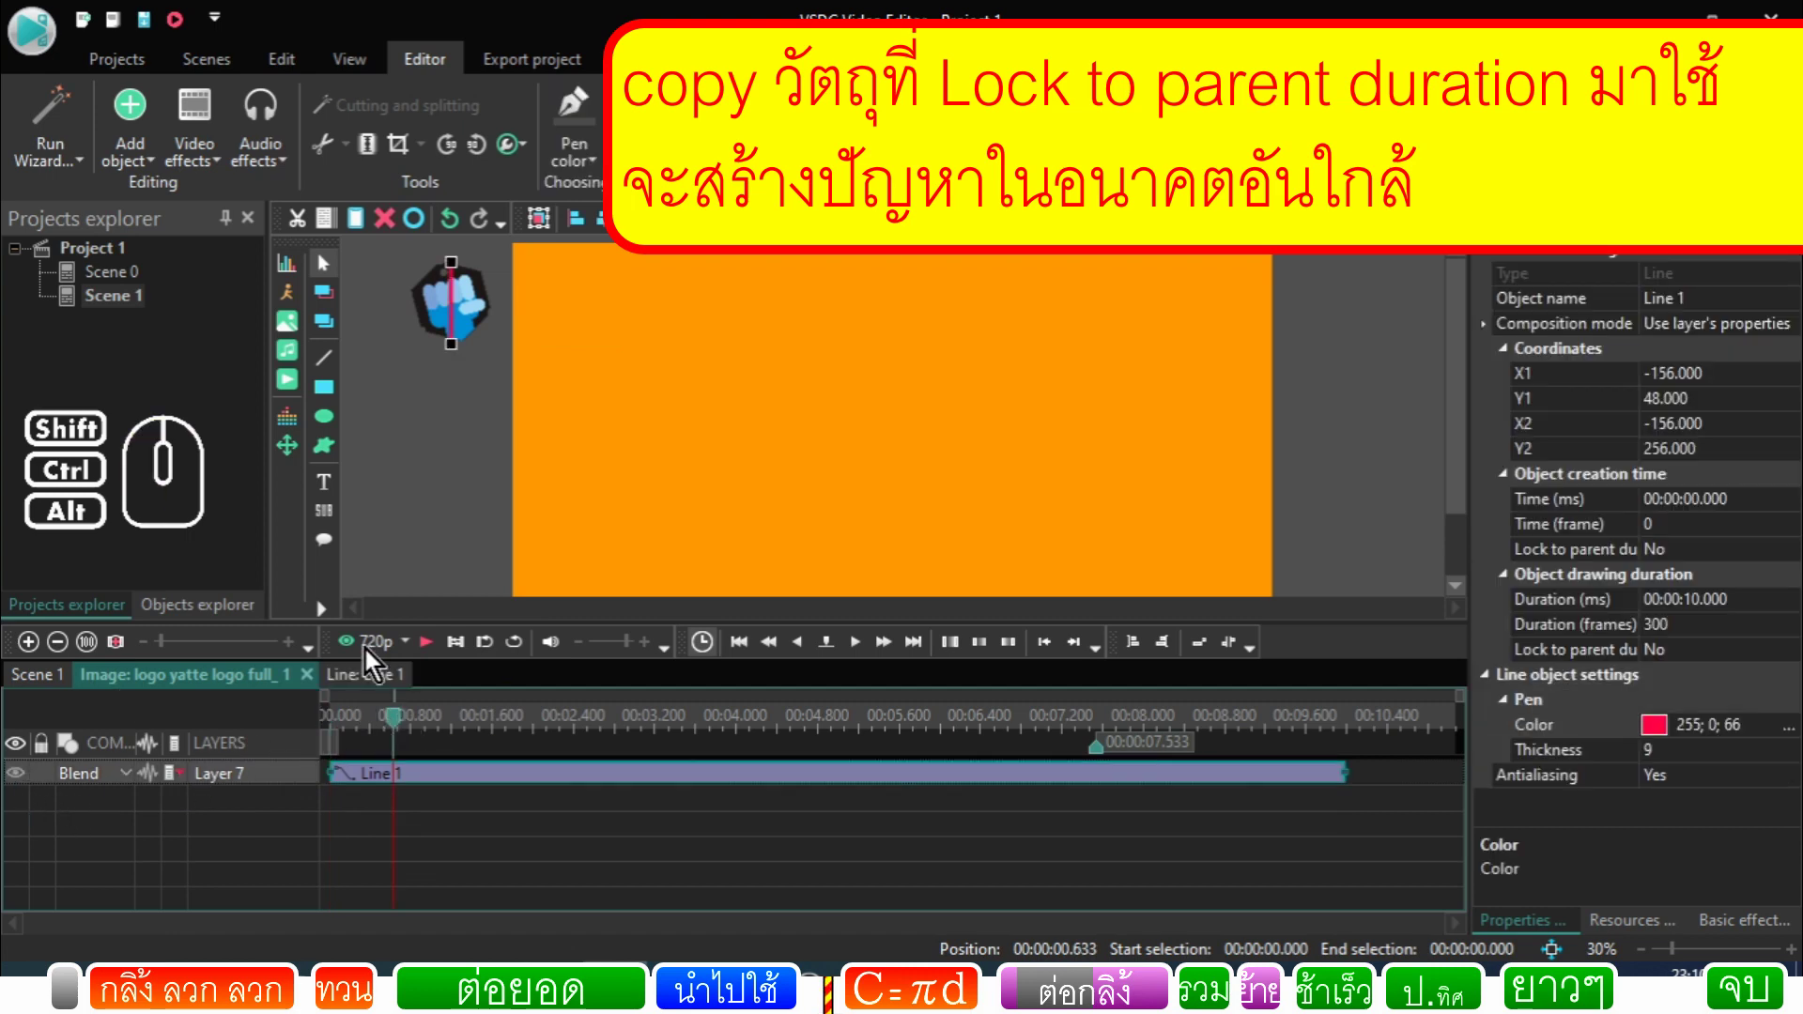
left_click(47, 686)
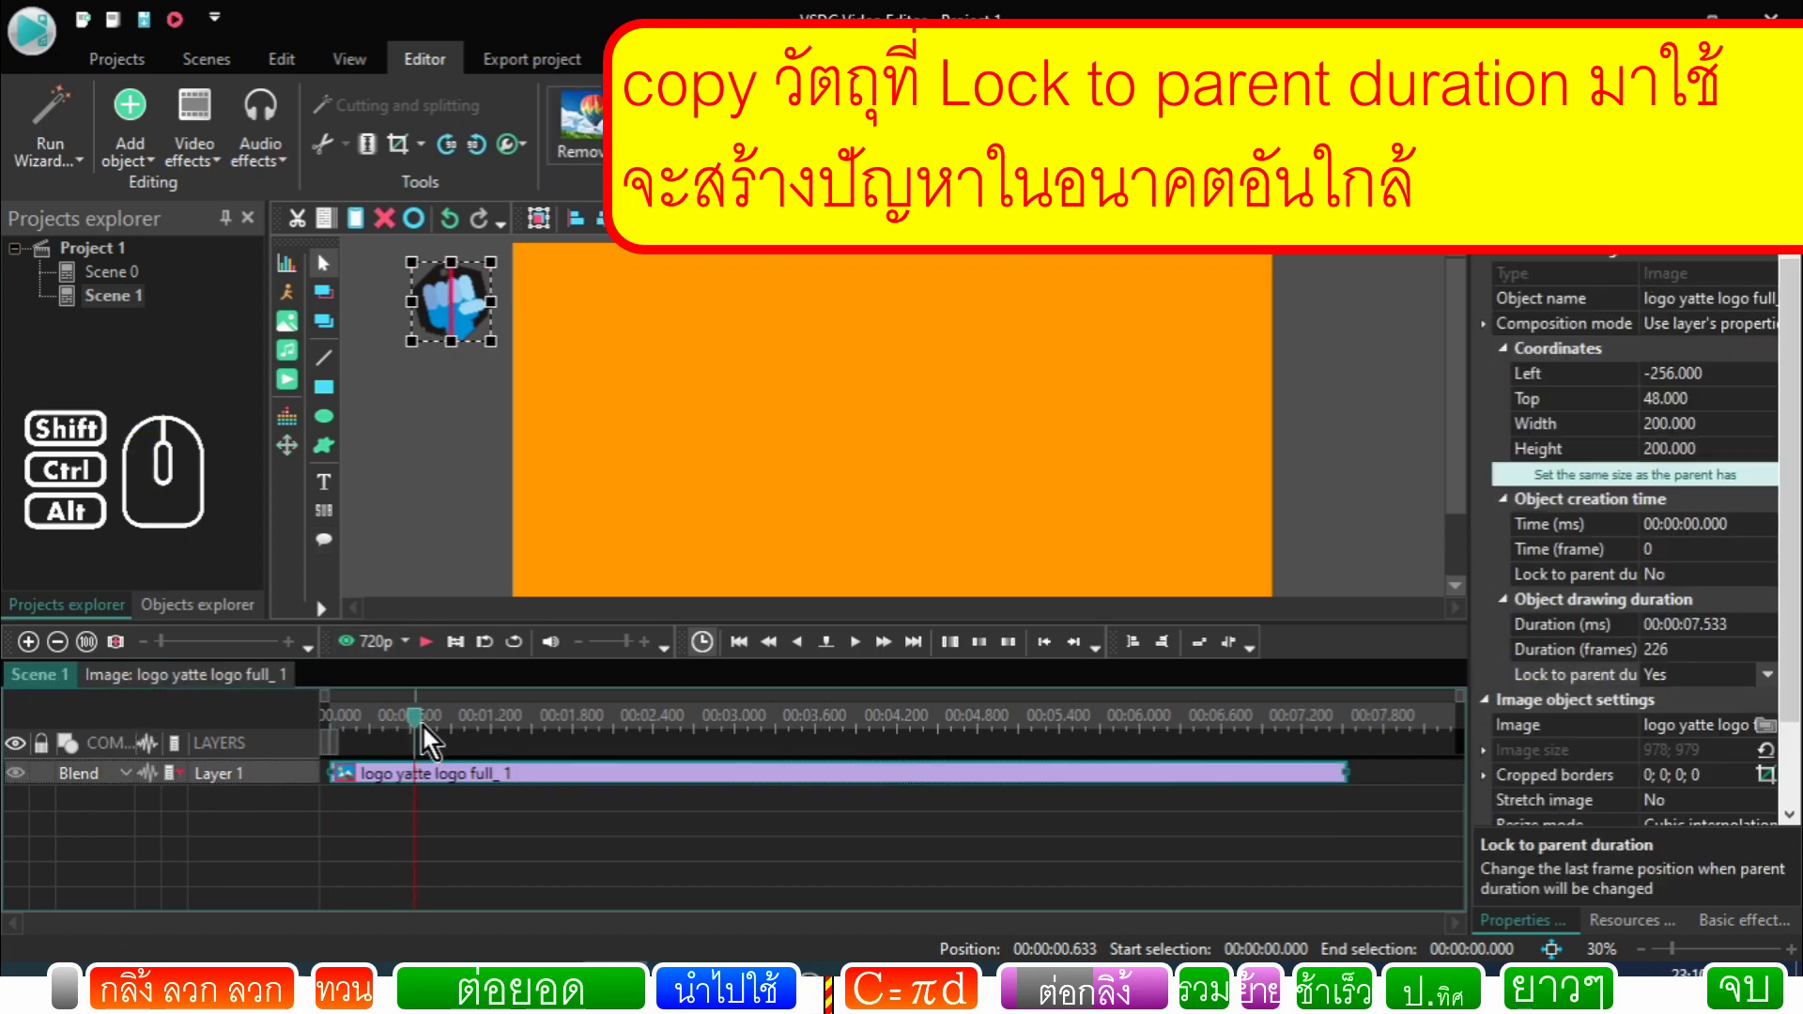
left_click_drag(425, 729, 284, 734)
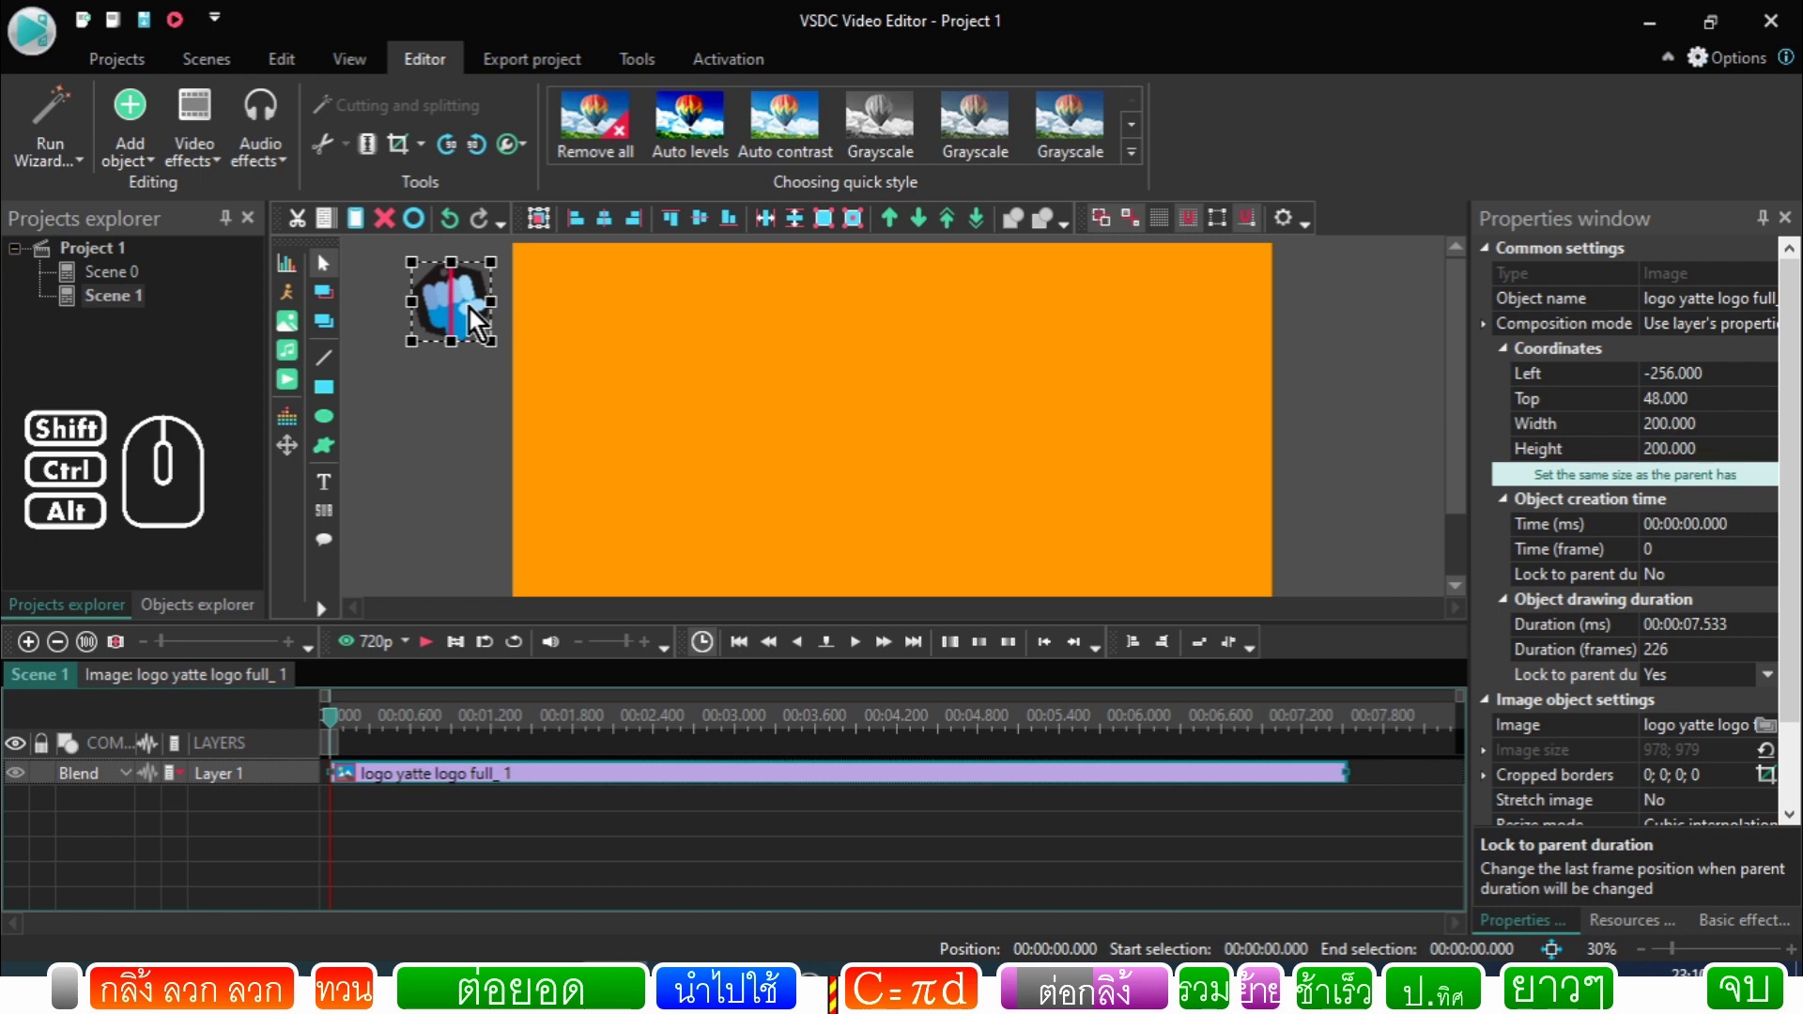
Step: Add Ellipse 1 sized to the parent image over the logo, with Line 1 layered above it
double_click(390, 787)
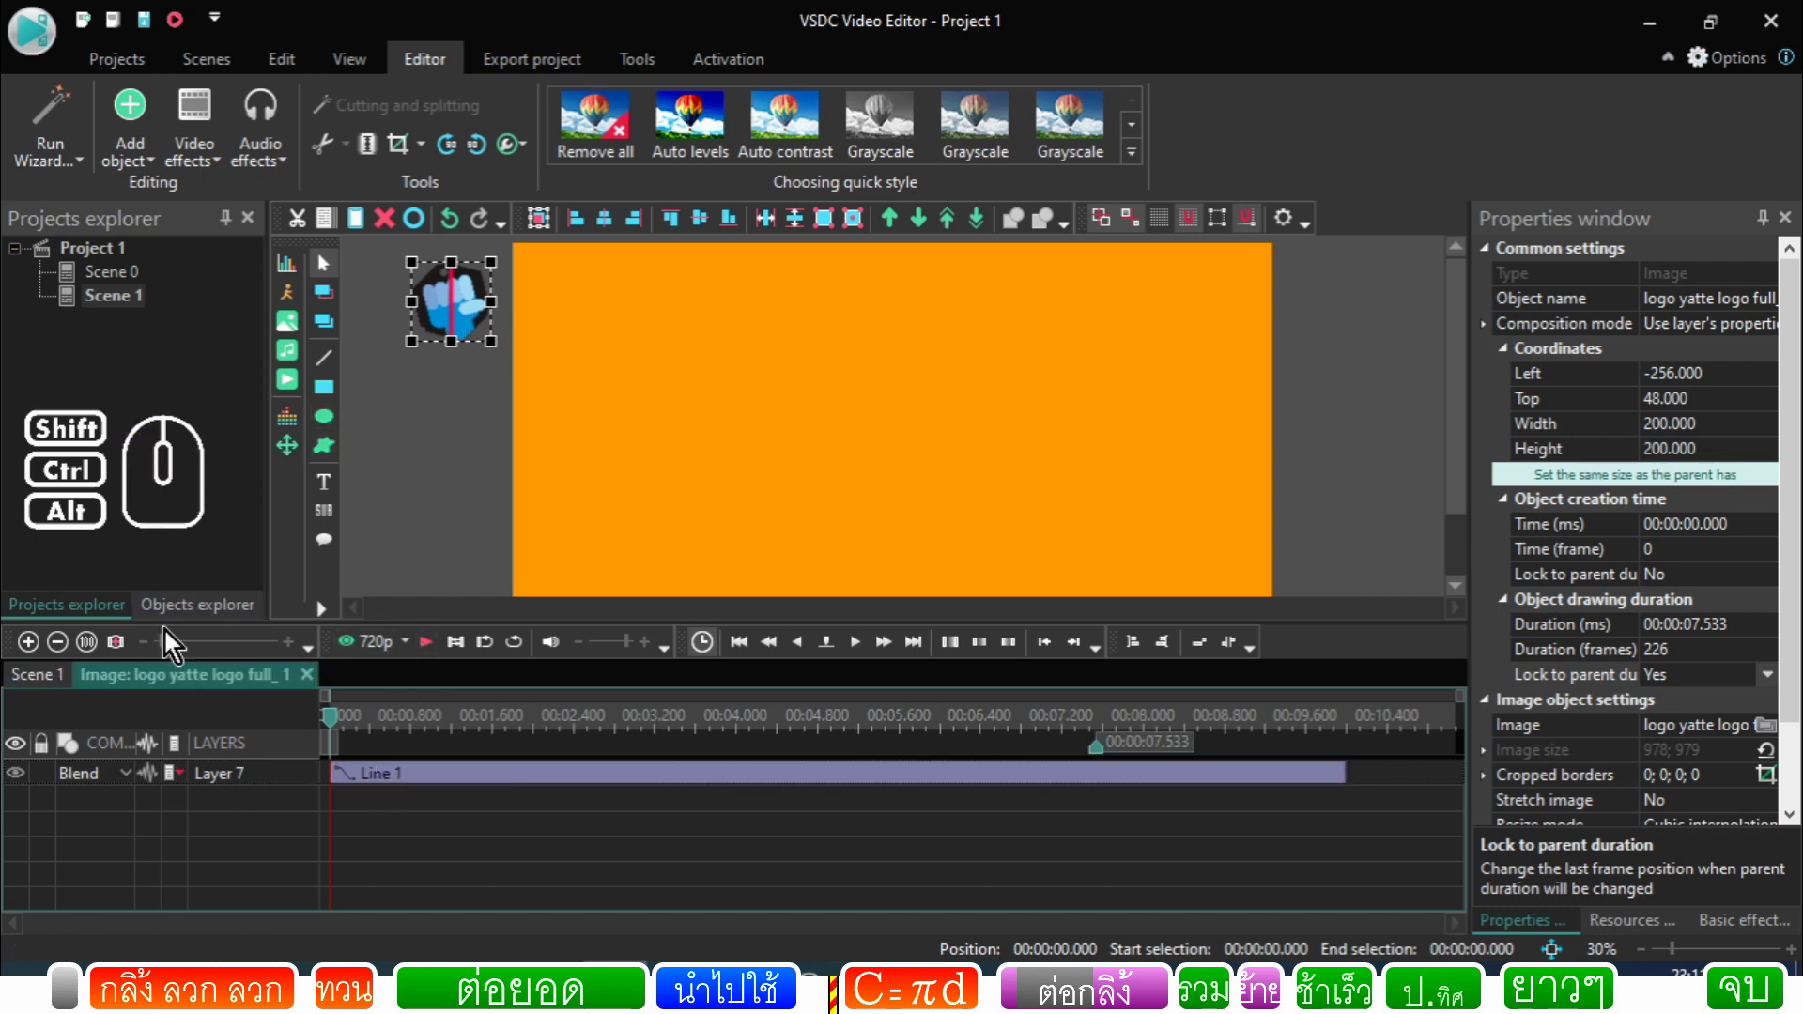
left_click(329, 428)
left_click(1140, 633)
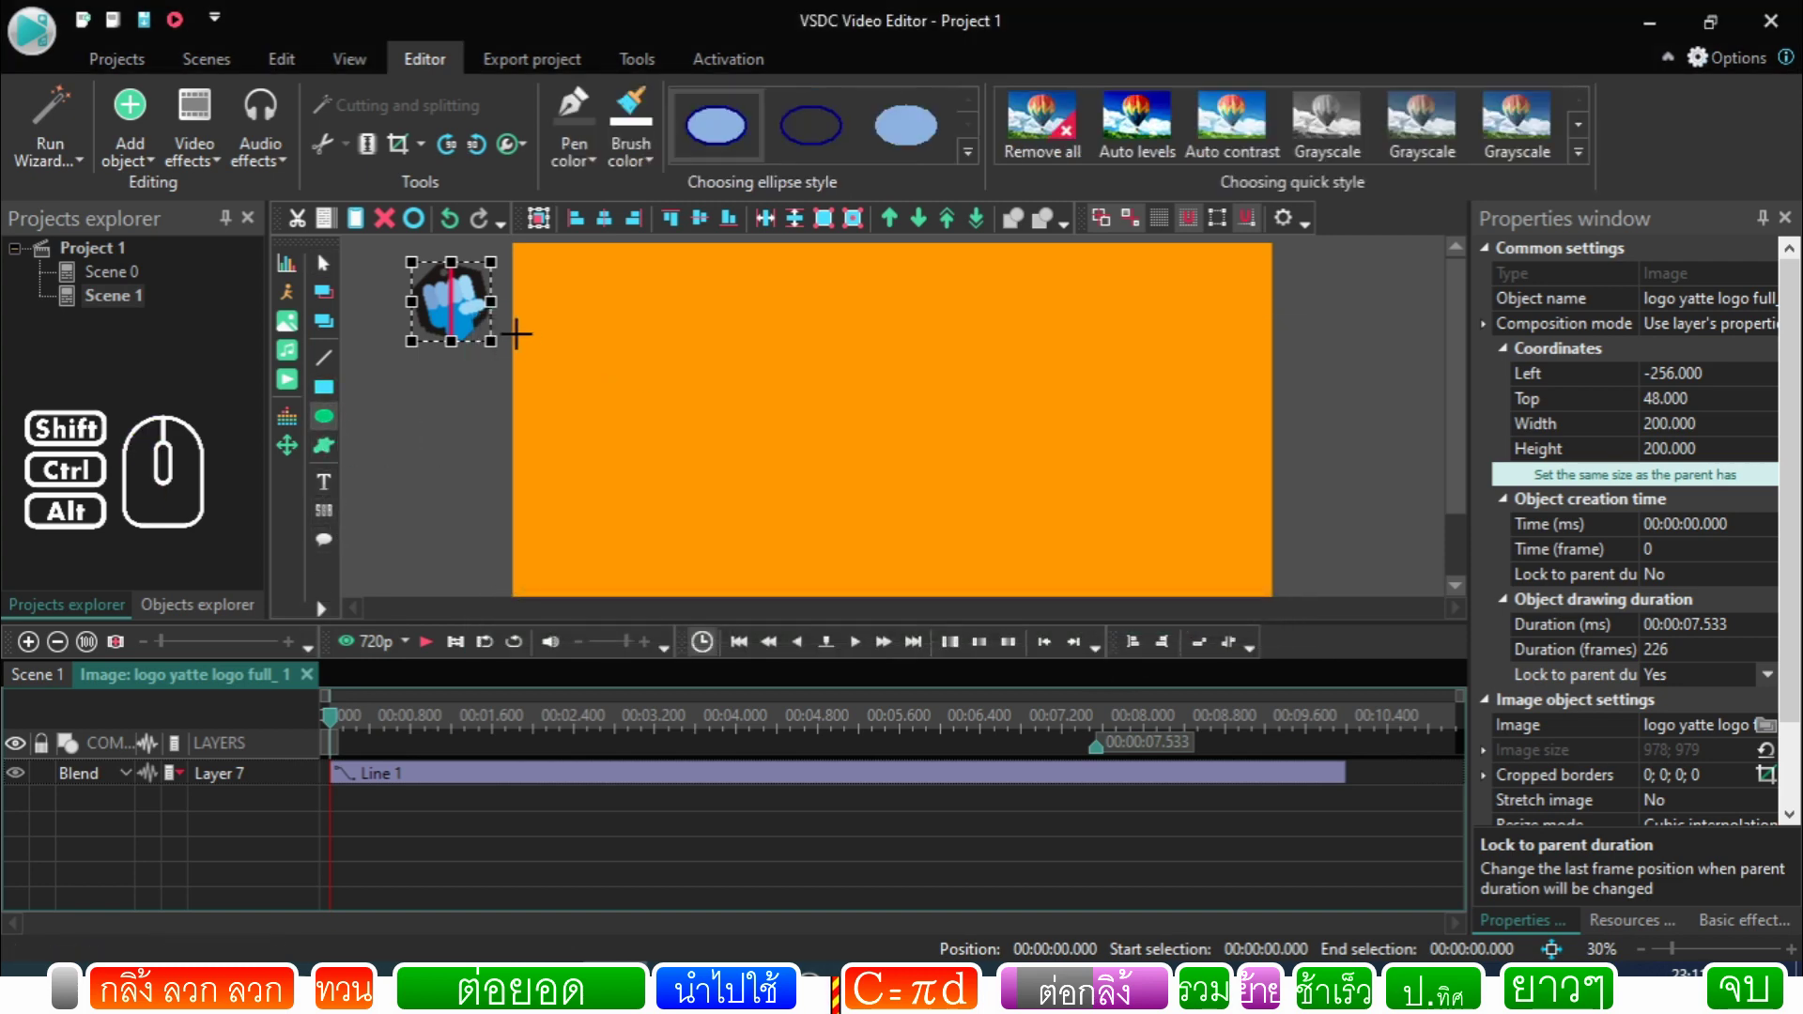
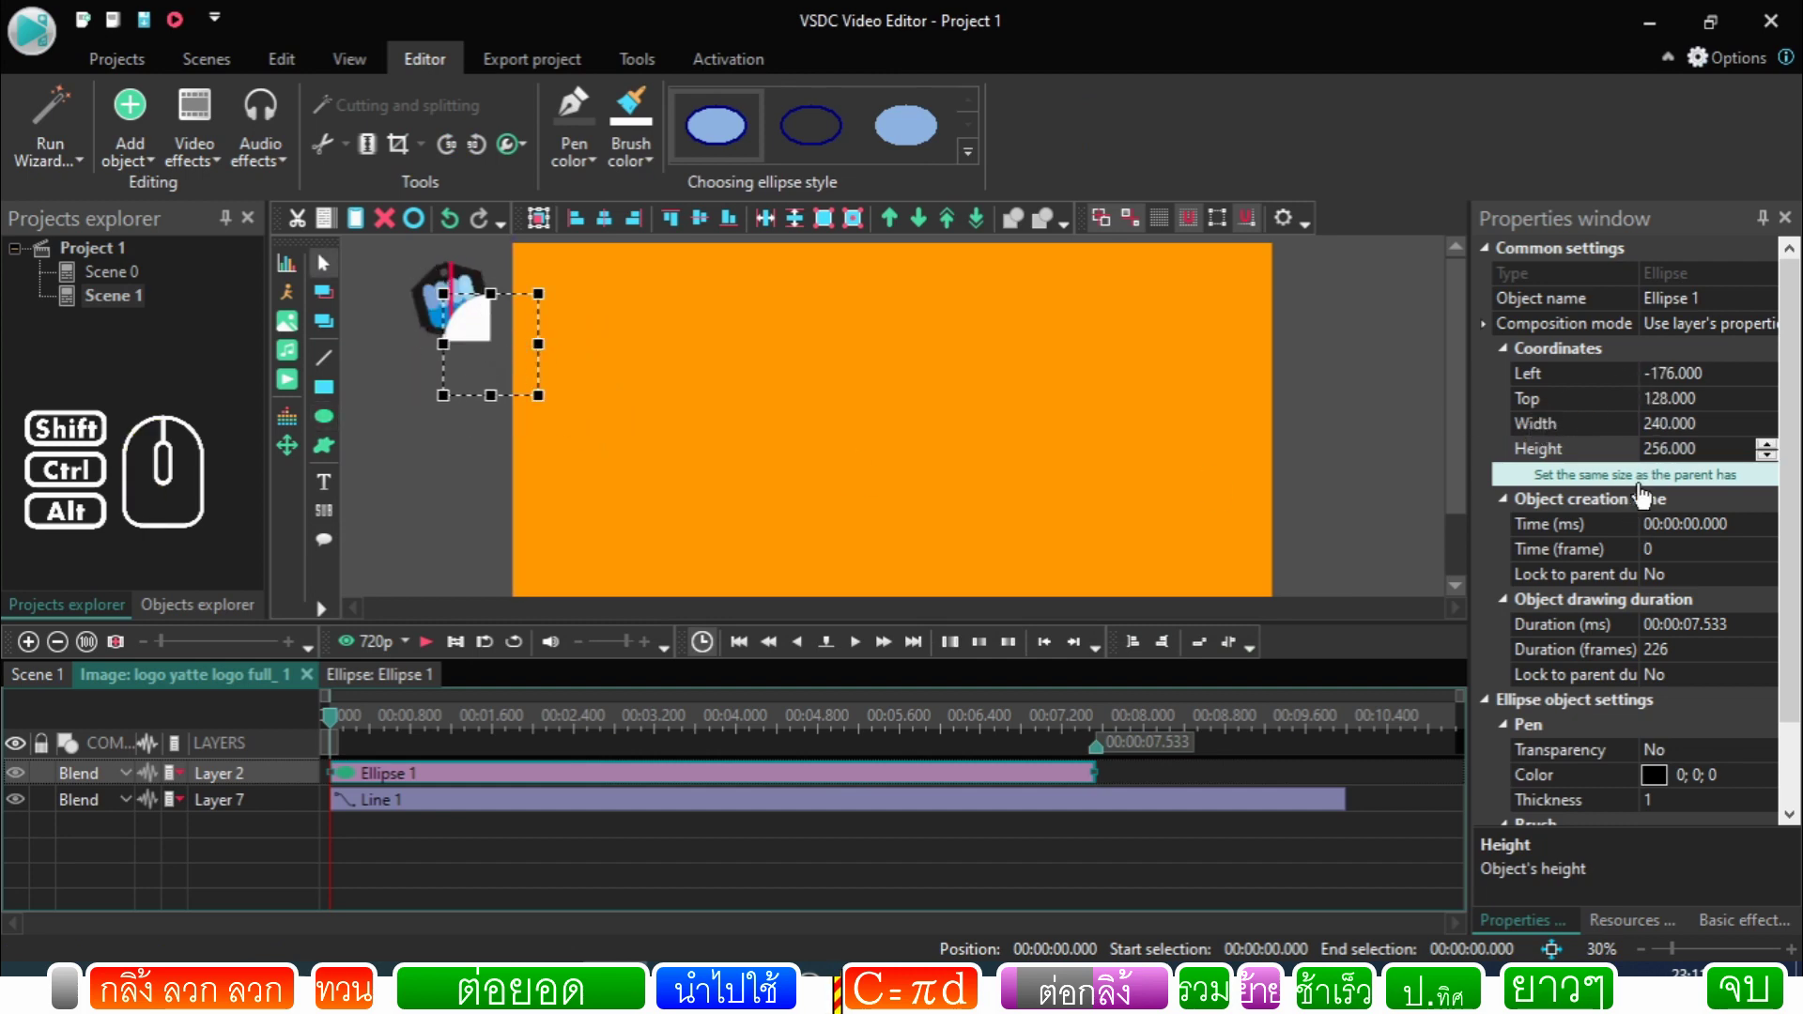
left_click(1649, 493)
left_click(491, 497)
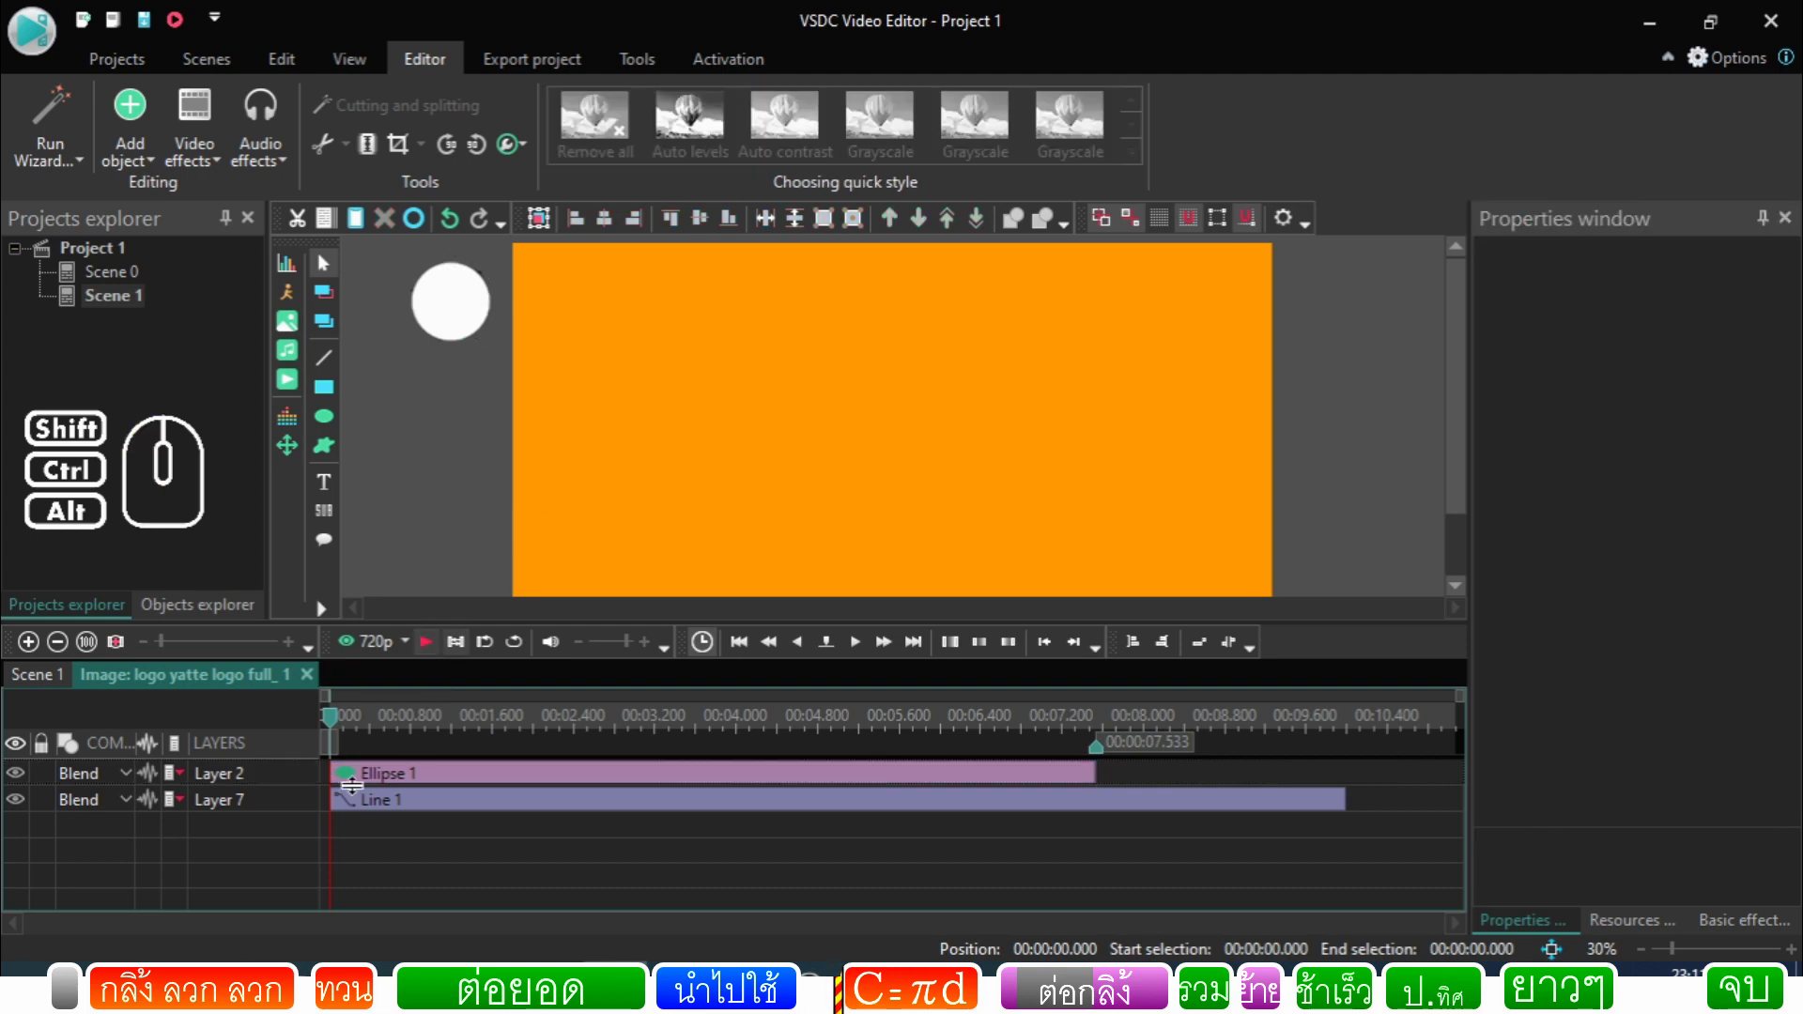
left_click(317, 810)
left_click_drag(304, 809, 308, 786)
left_click(451, 553)
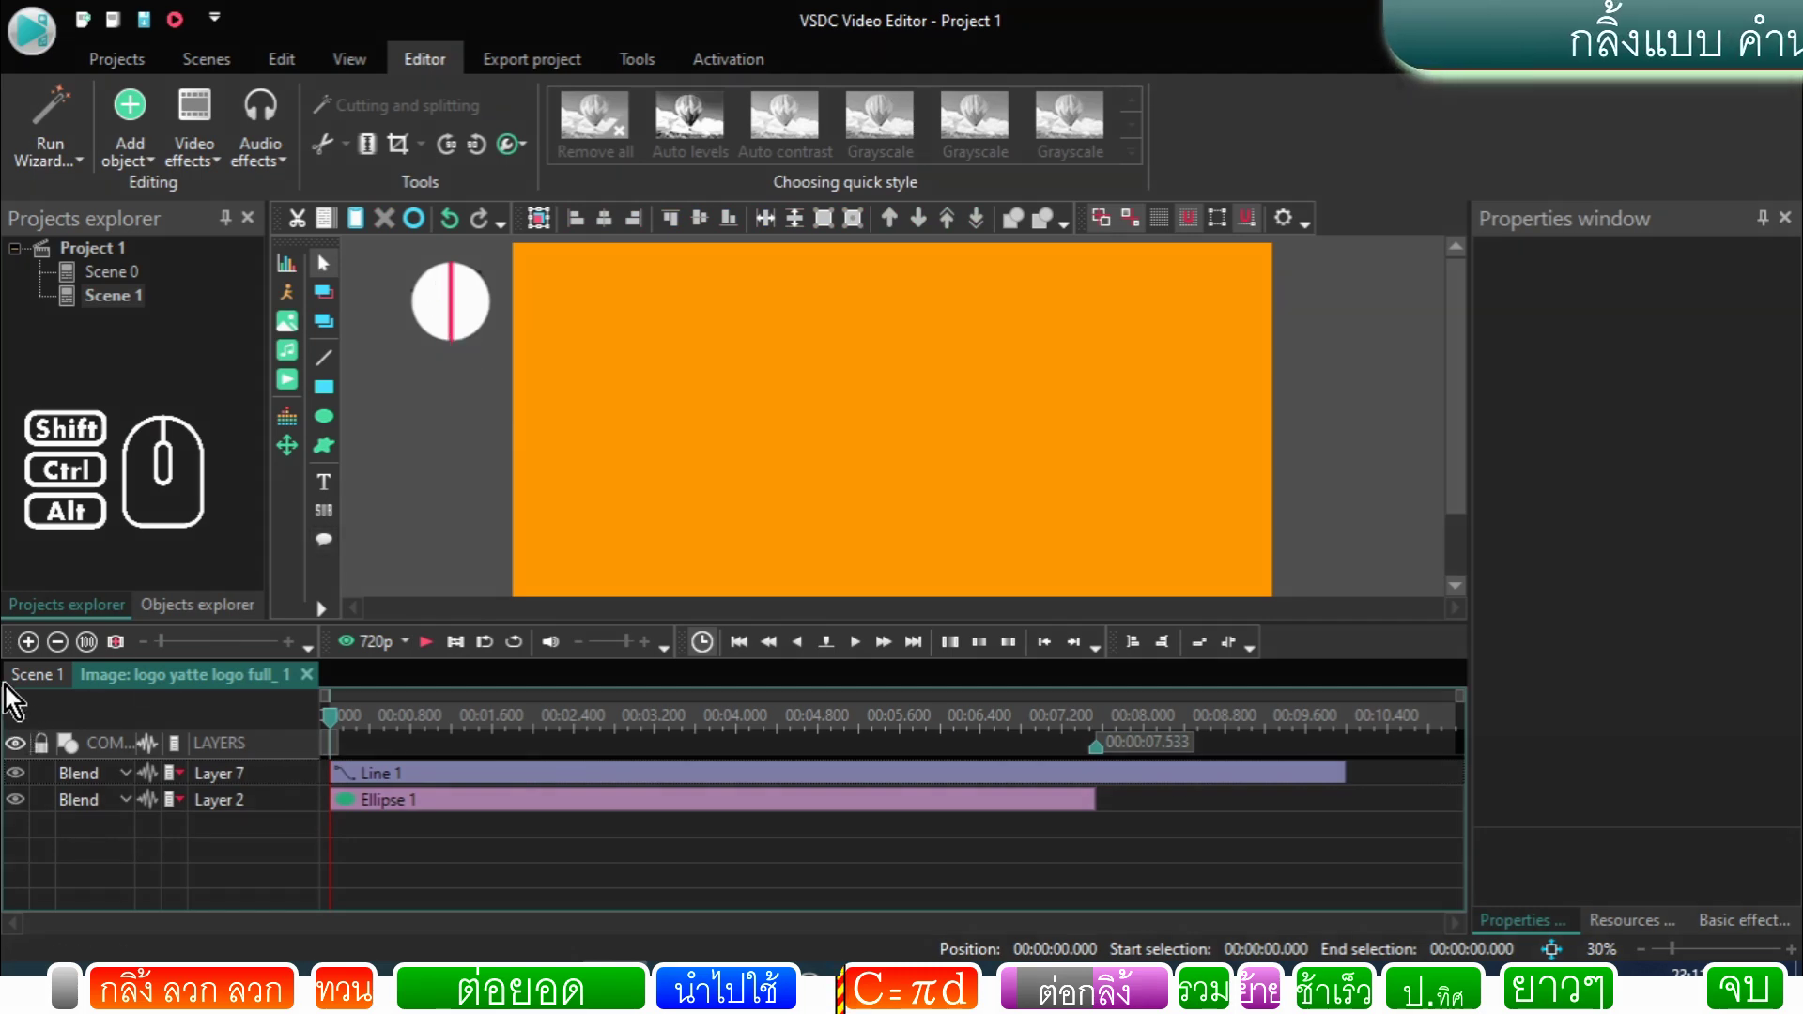
left_click(38, 686)
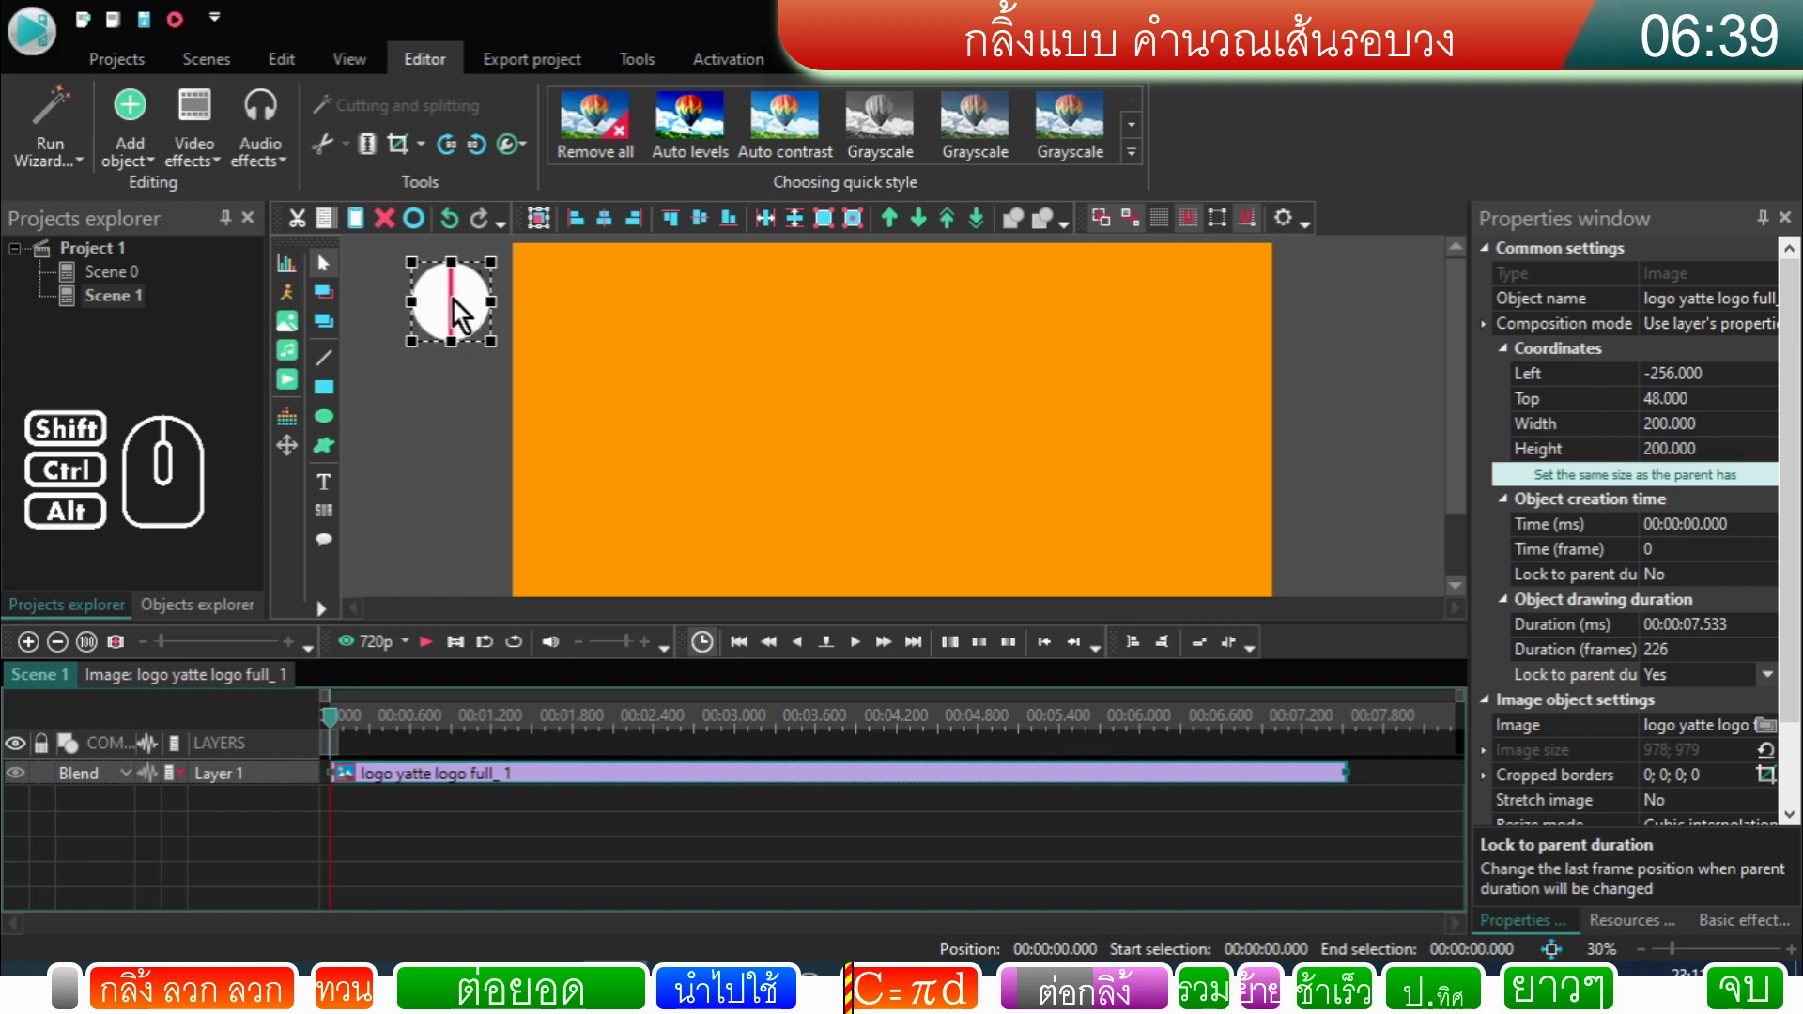
Step: Drag the circle logo into the frame's top-left corner at 48, 32
left_click_drag(464, 309, 585, 306)
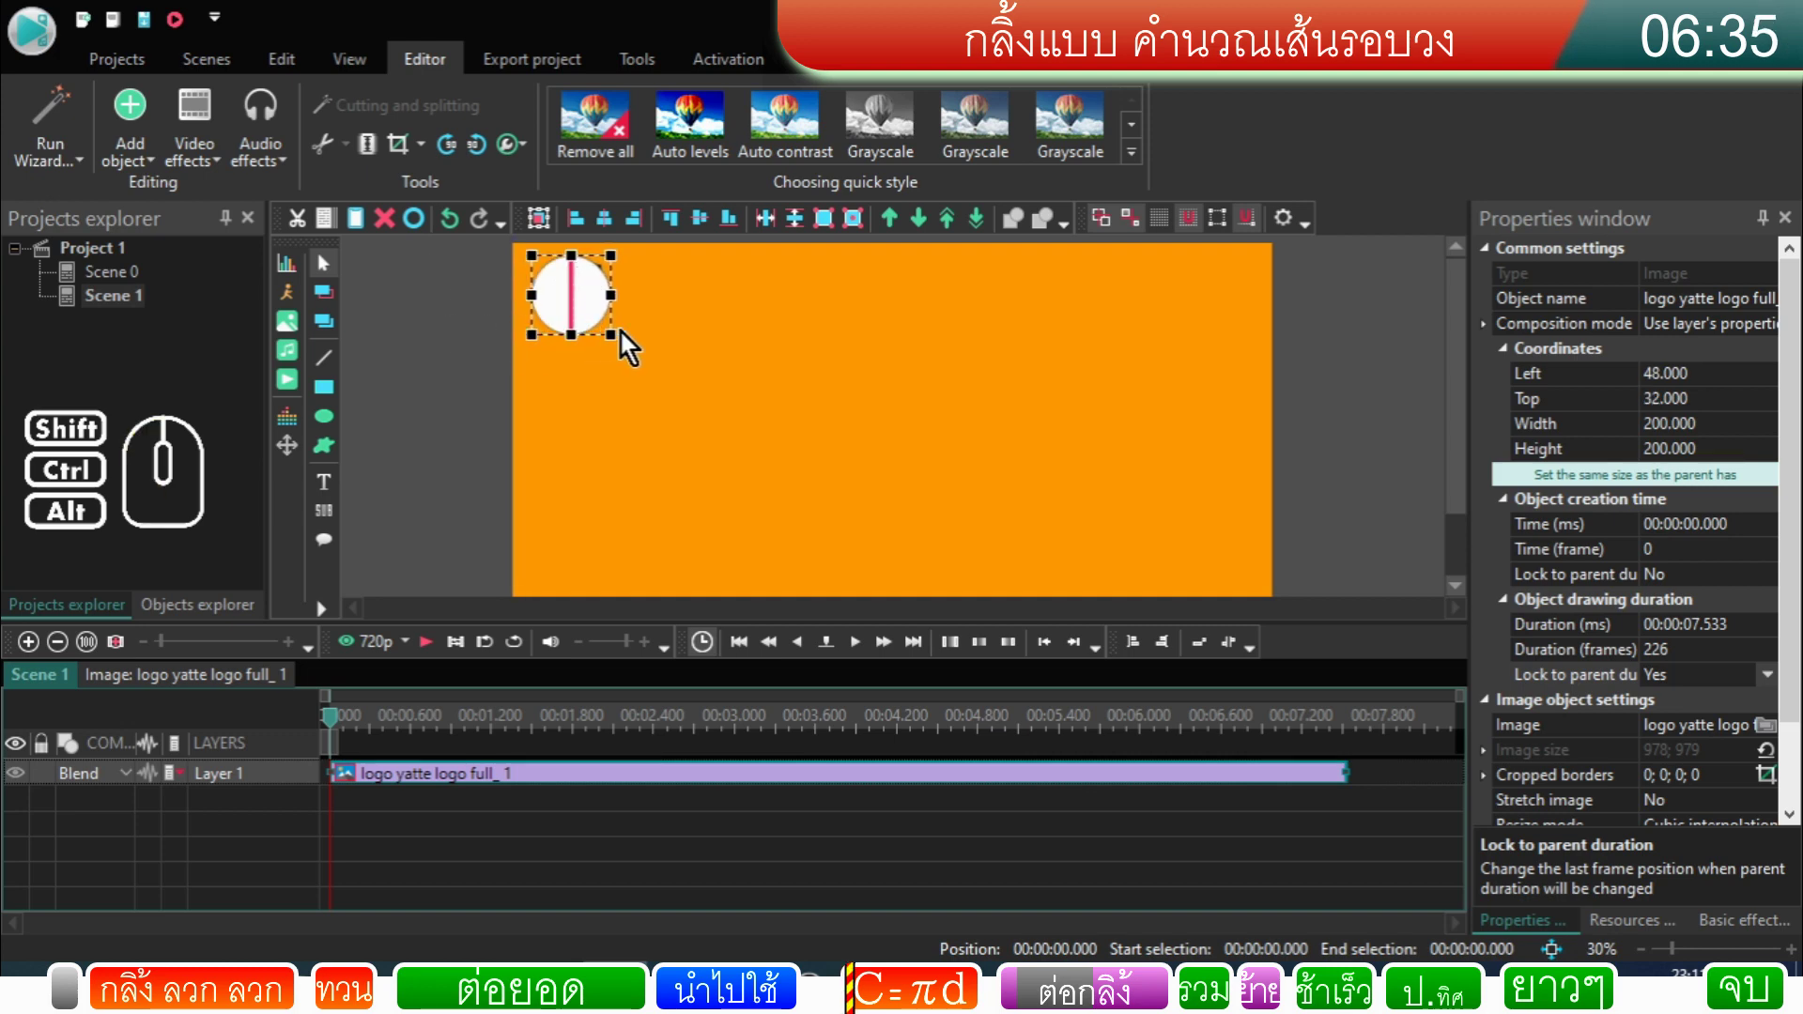
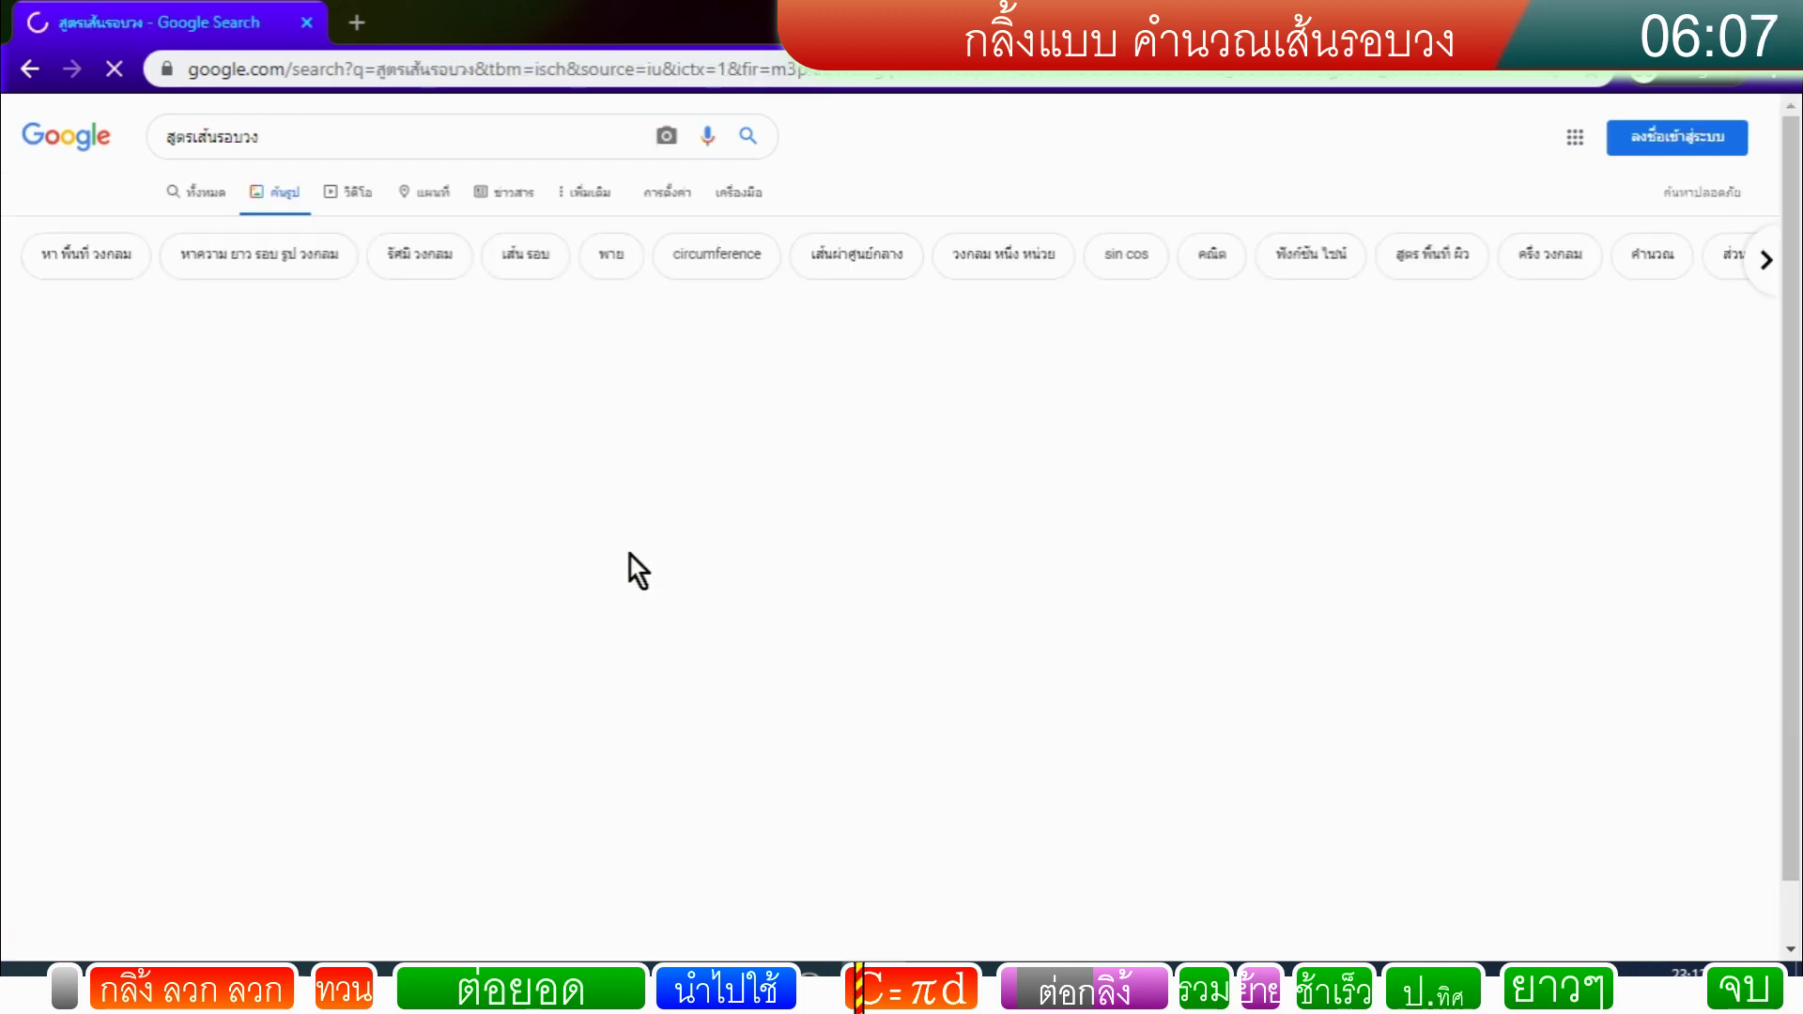
Step: From the image results, open the wikiHow article on circle circumference
left_click(160, 406)
left_click(138, 210)
left_click(1426, 334)
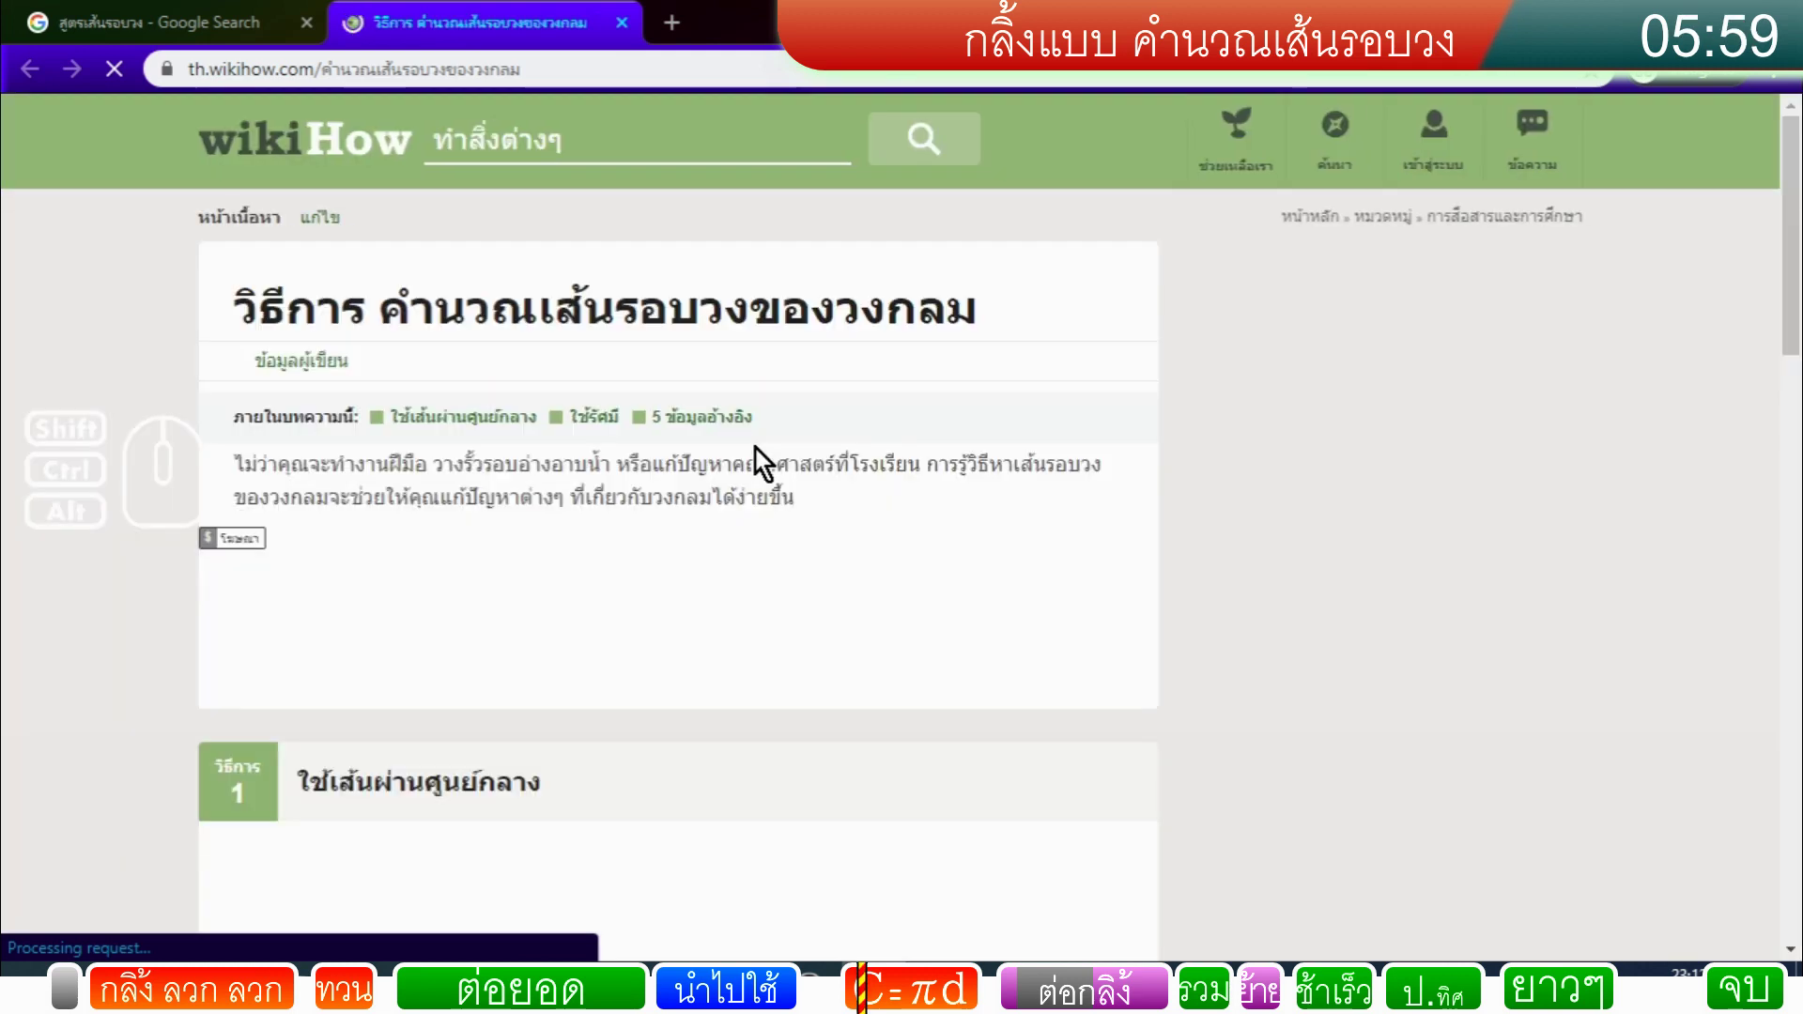
Step: Scroll through the article's C = πd method
scroll("down", 3)
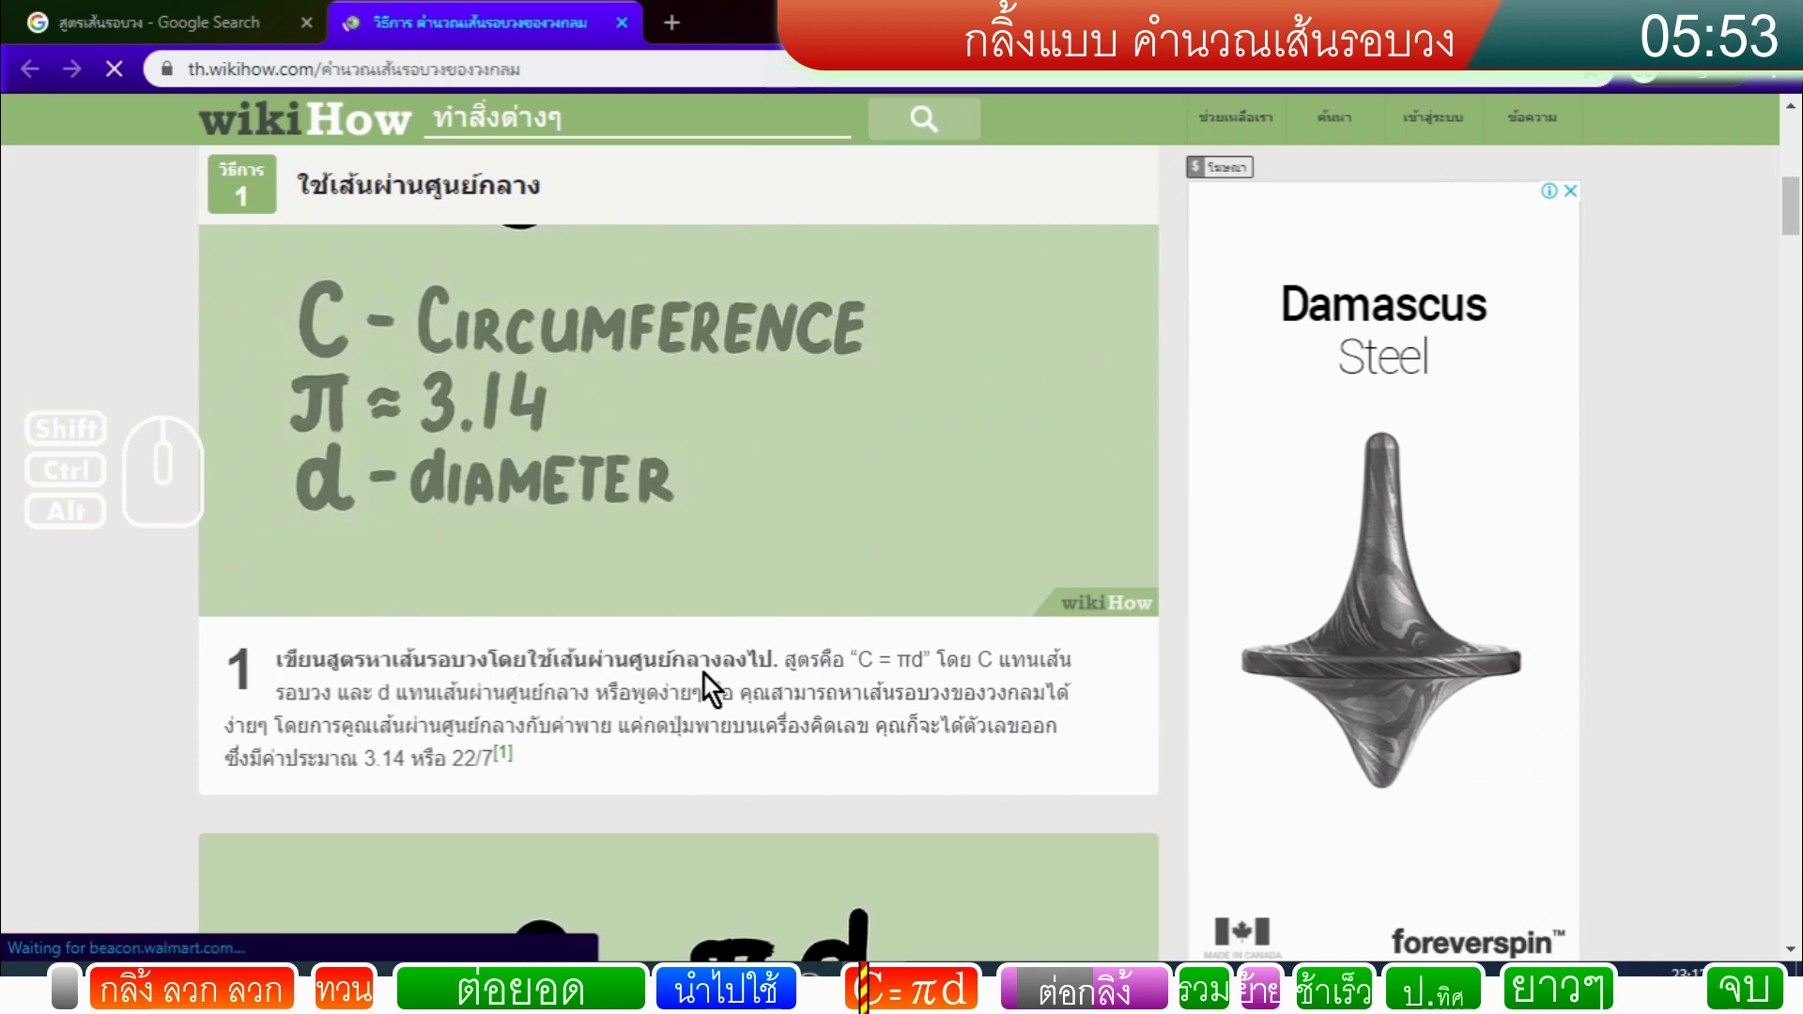
scroll("down", 3)
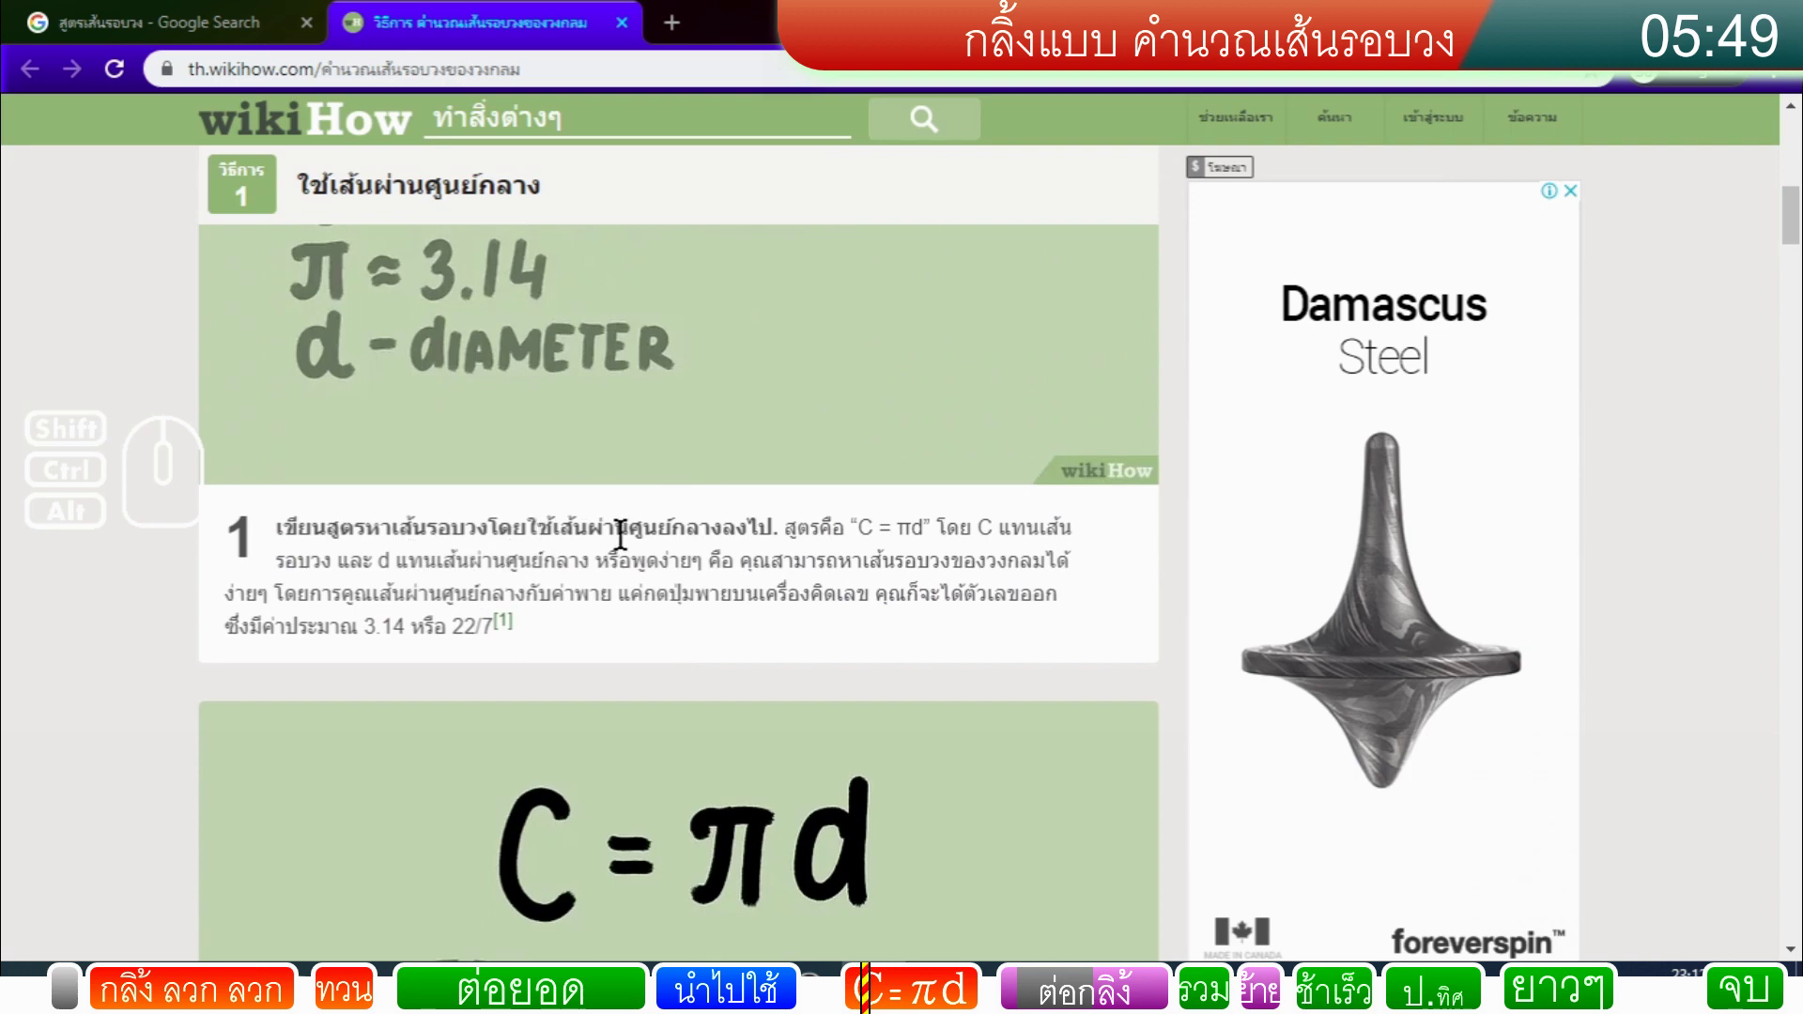
scroll("down", 3)
scroll("down", 3)
middle_click(657, 511)
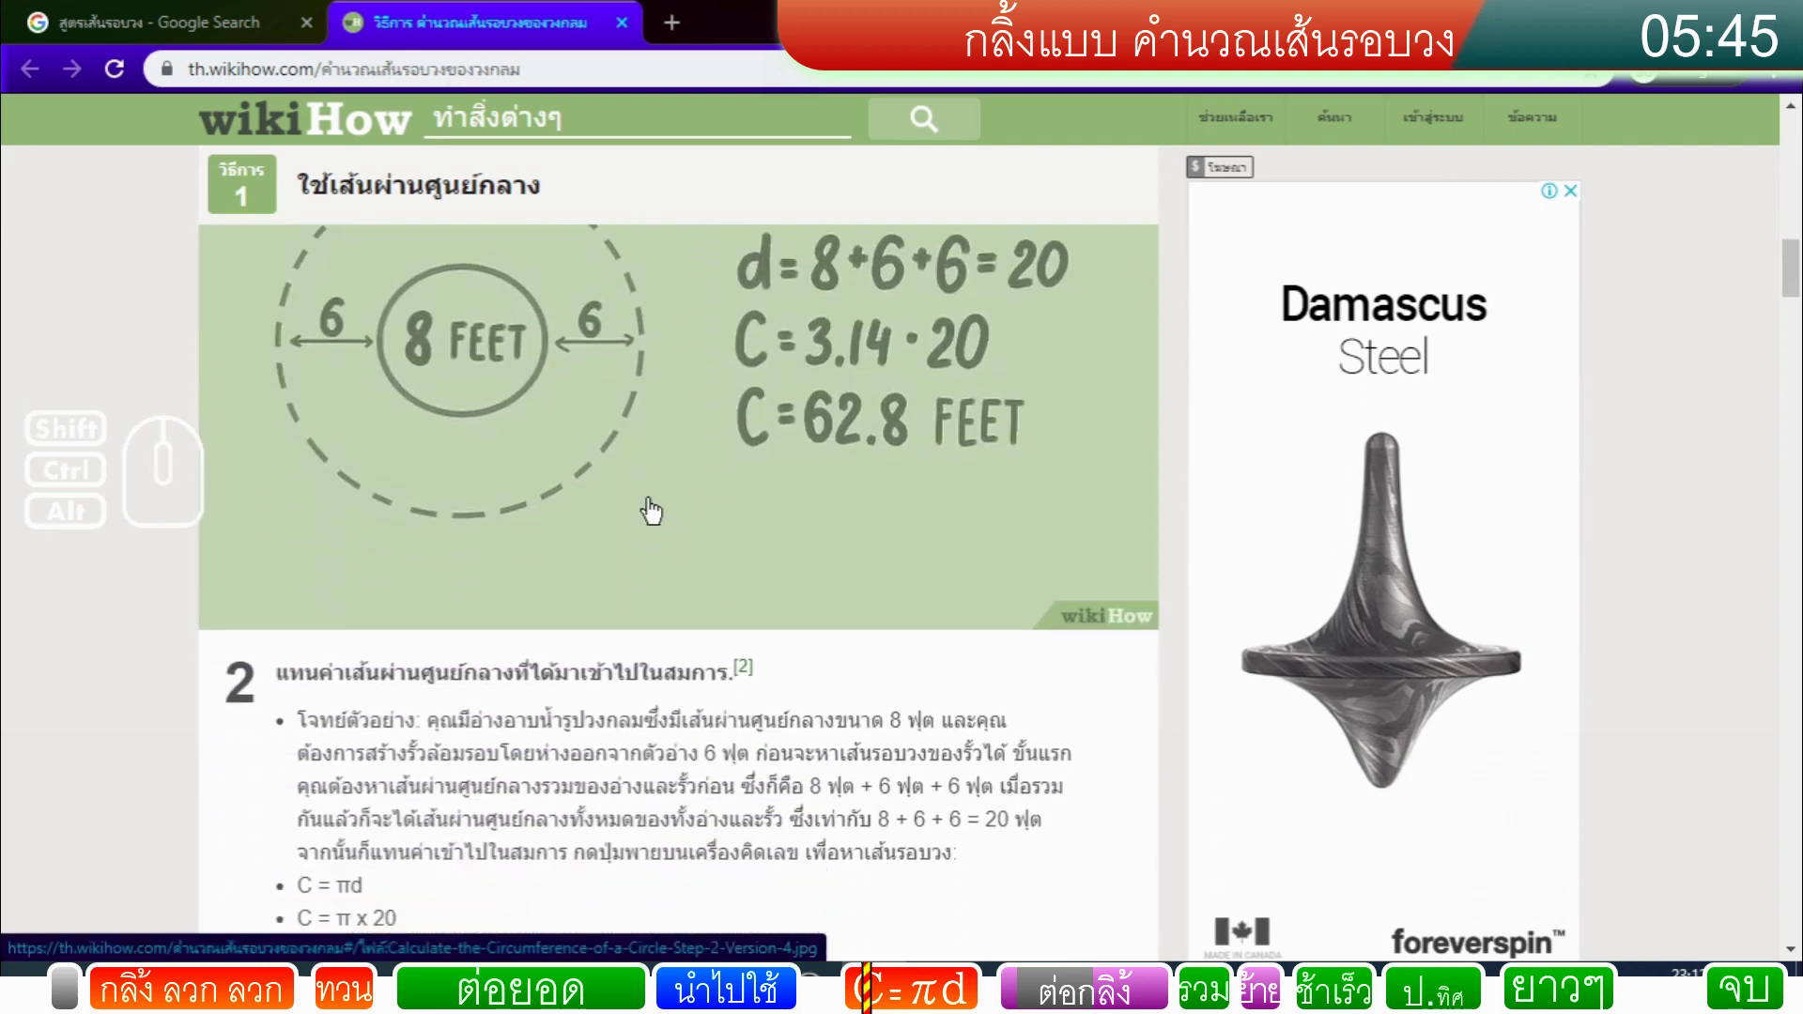
middle_click(655, 510)
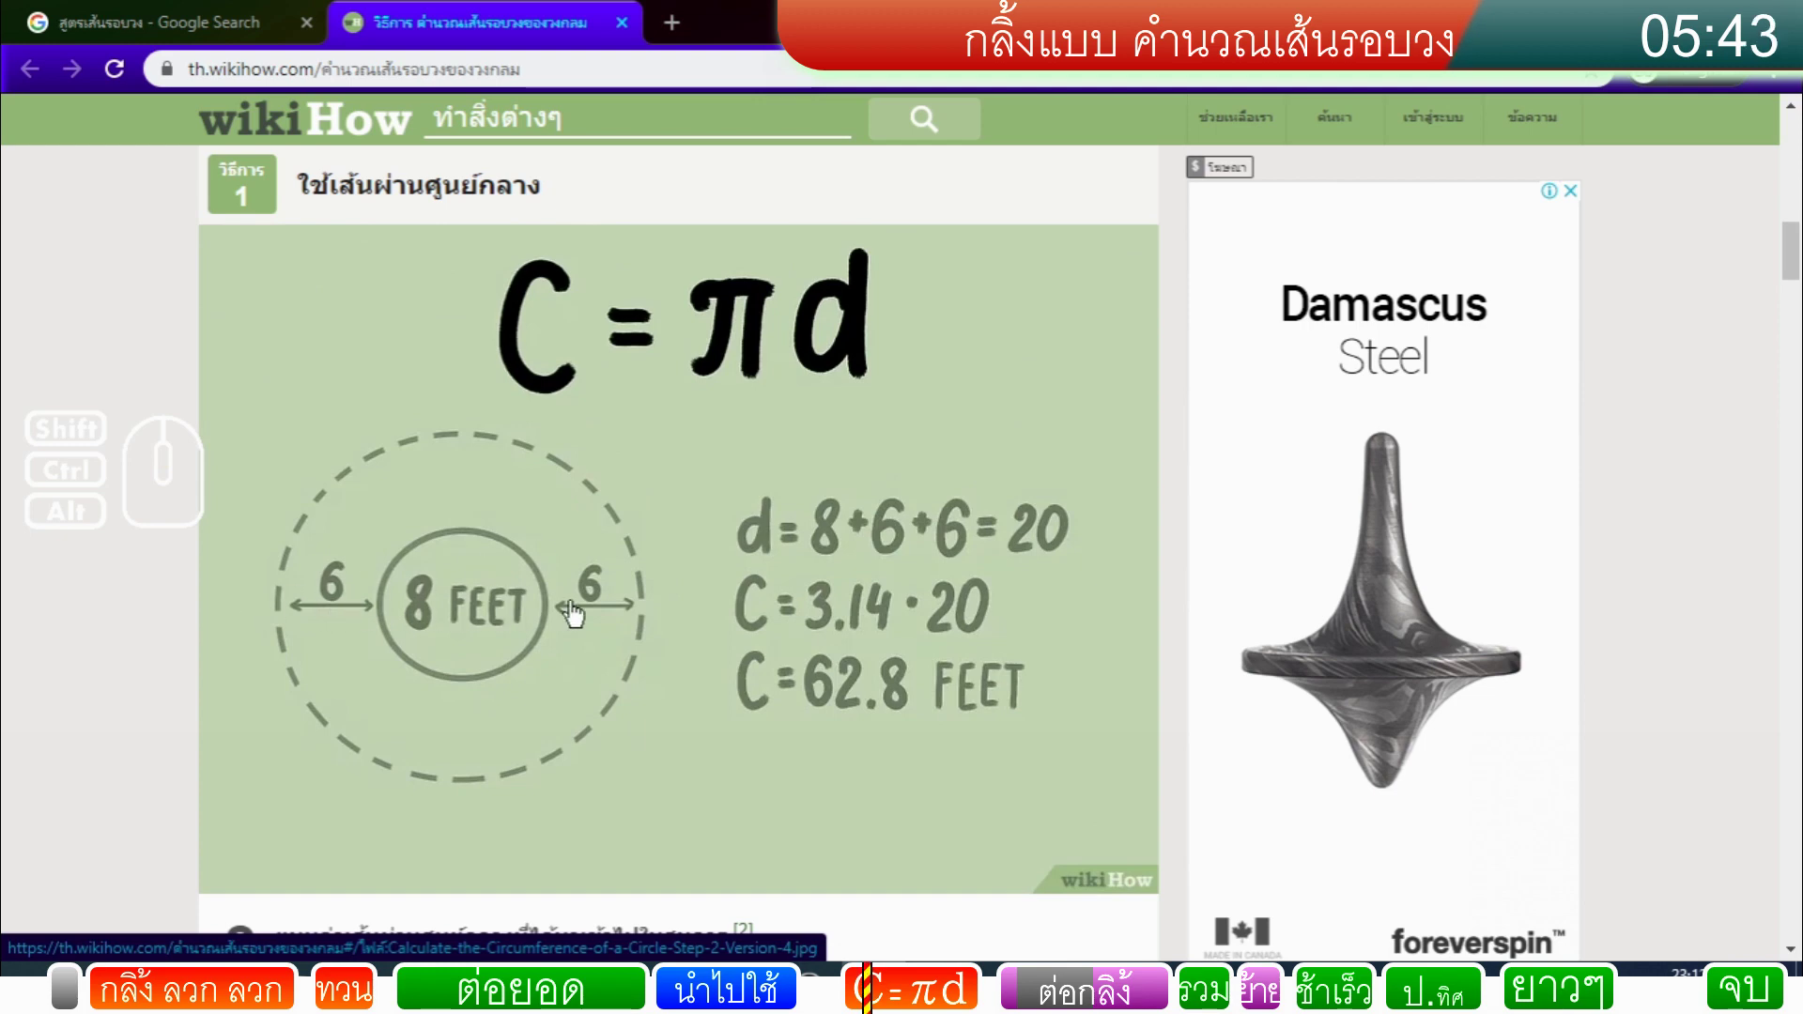
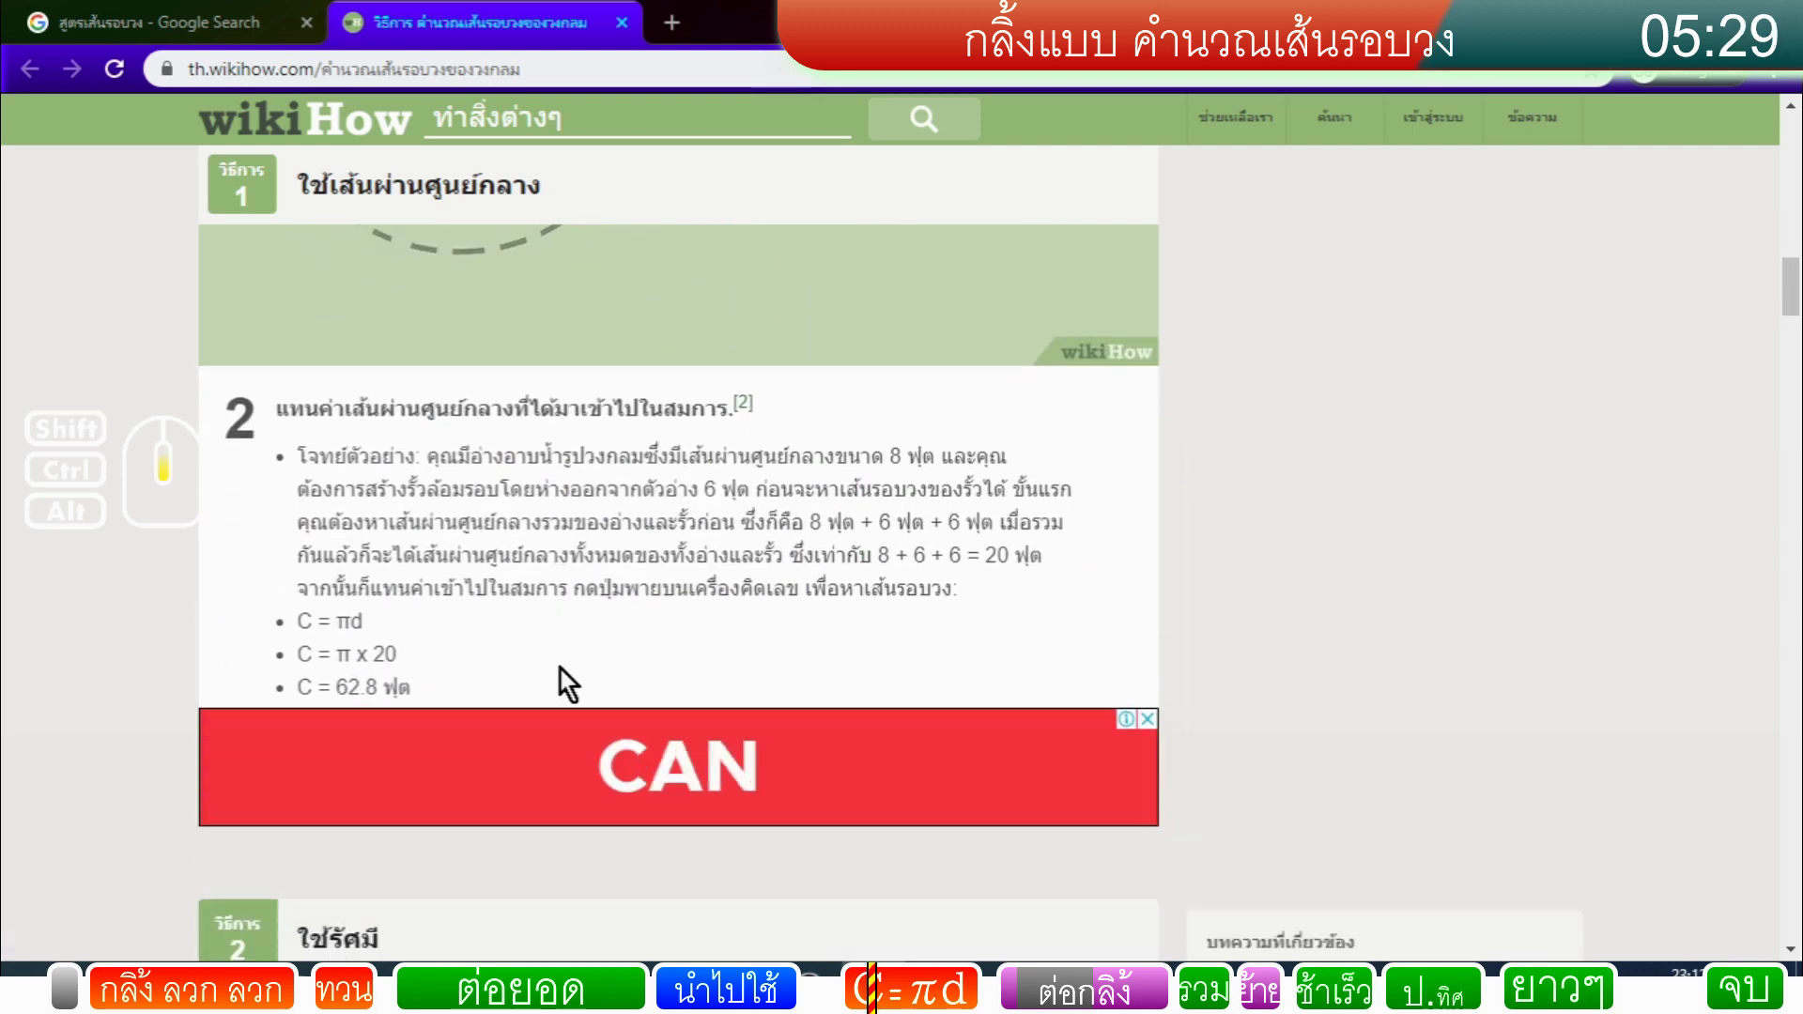
middle_click(531, 646)
middle_click(549, 650)
left_click_drag(550, 644, 548, 645)
scroll("down", 3)
scroll("down", 3)
left_click_drag(549, 648, 549, 647)
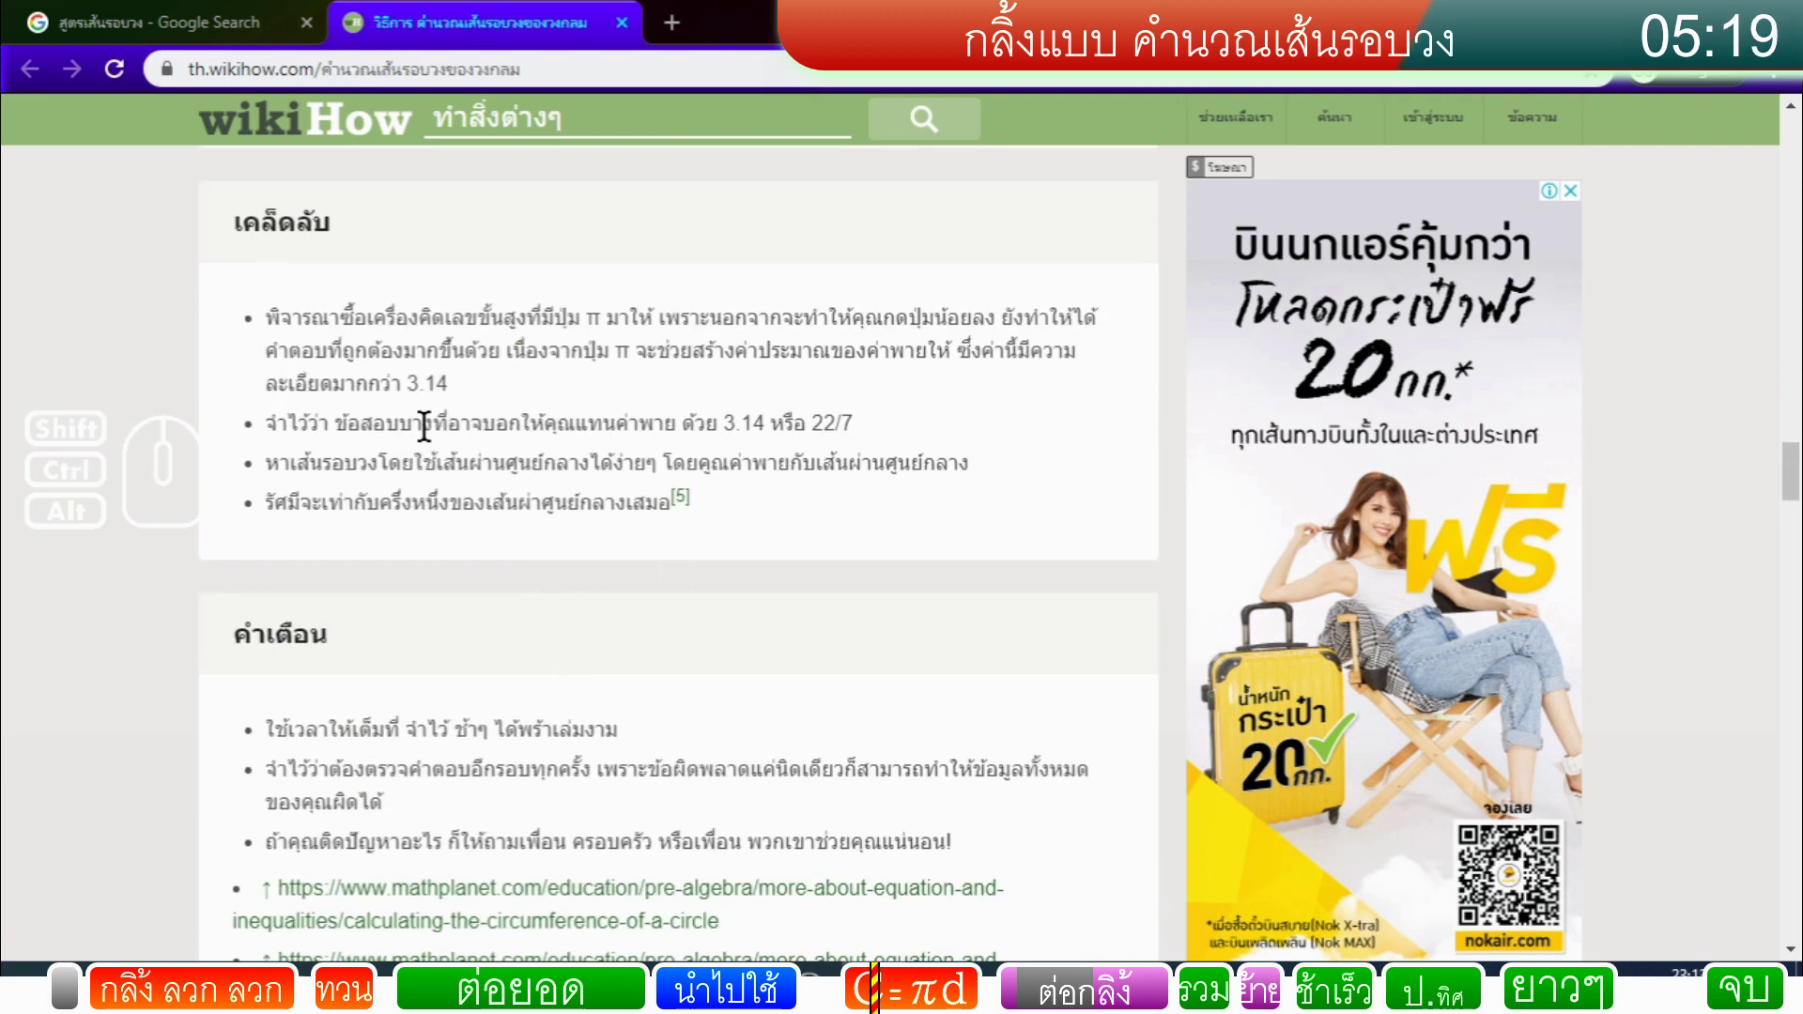
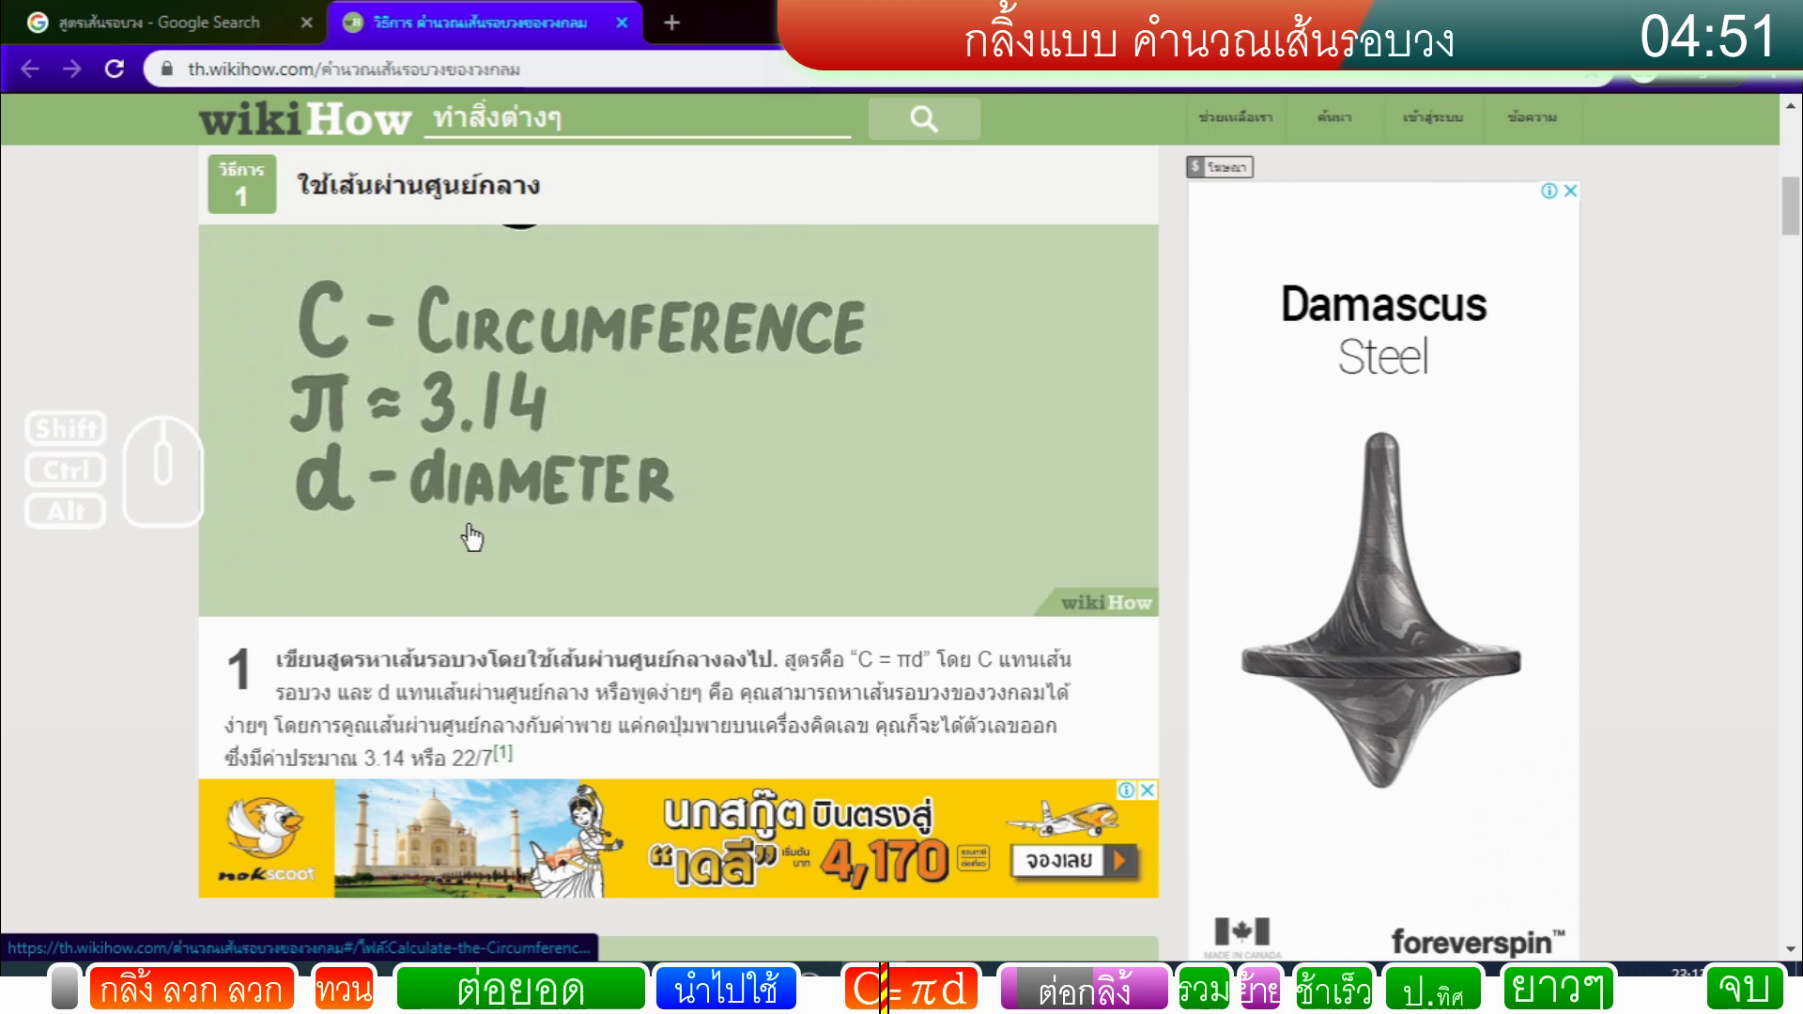
middle_click(475, 539)
middle_click(588, 617)
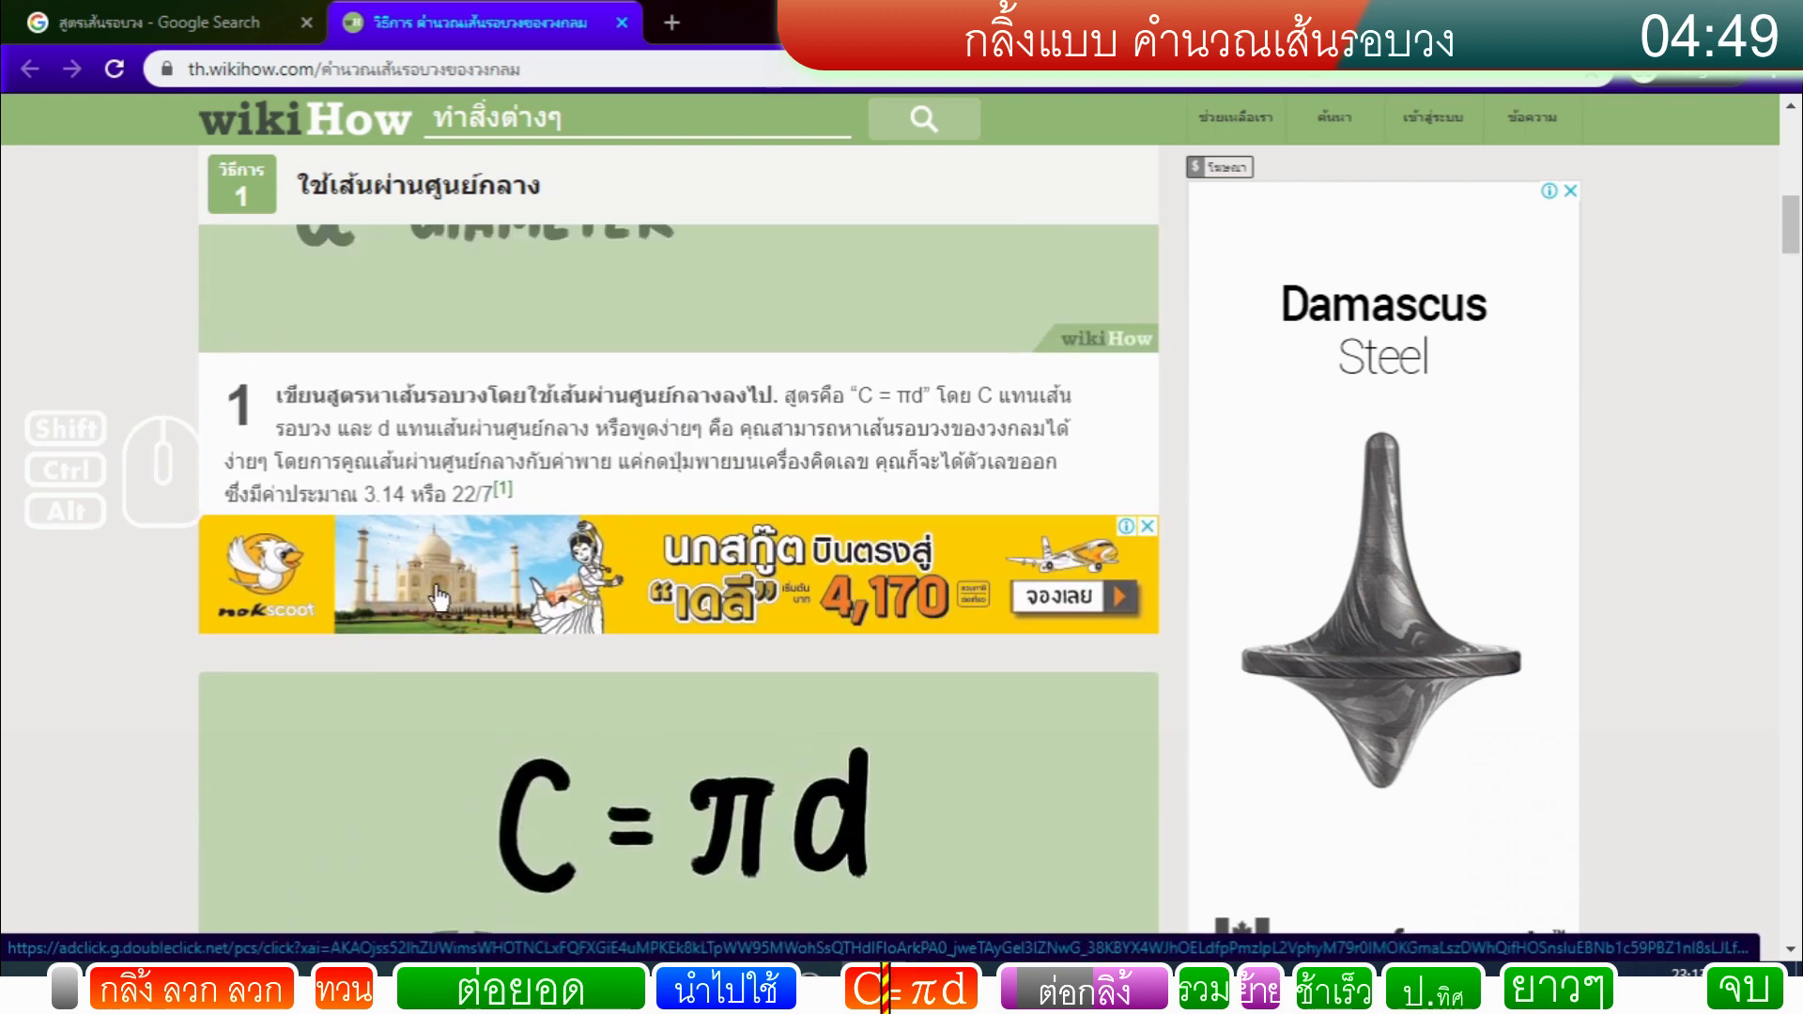
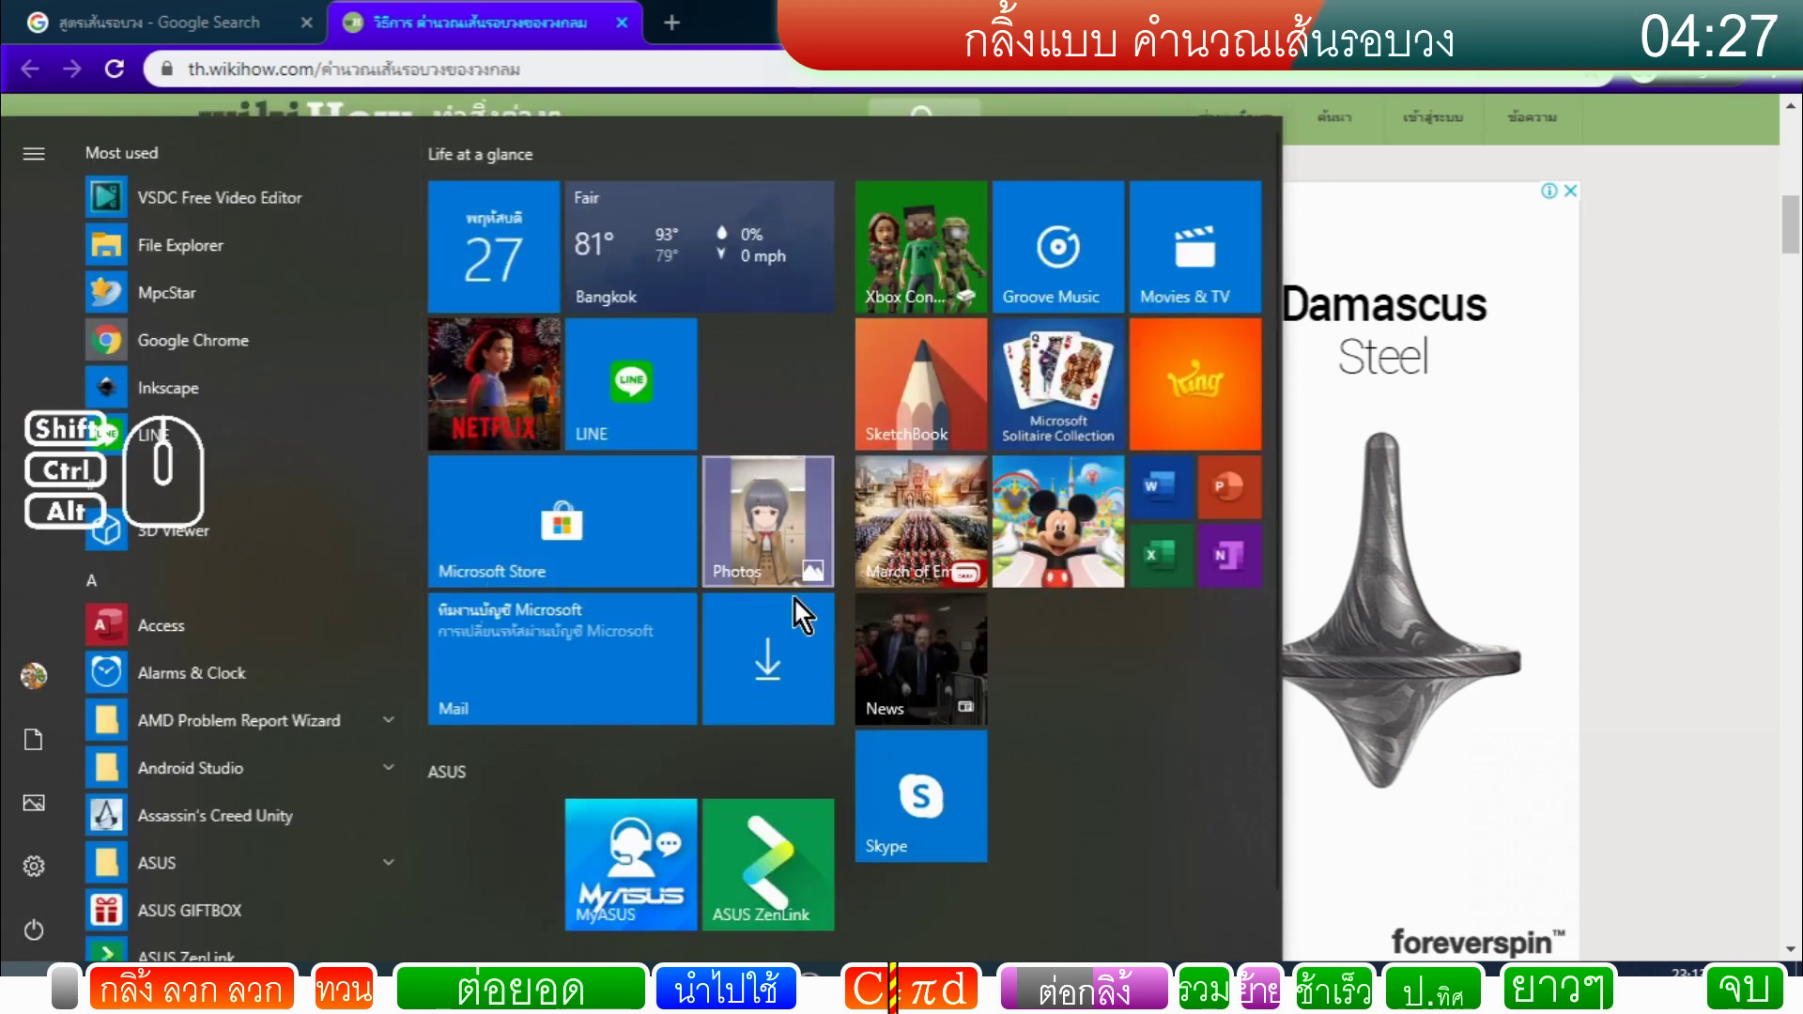
Step: Launch Calculator from the Start menu app list over the project
scroll("down", 3)
left_click(208, 424)
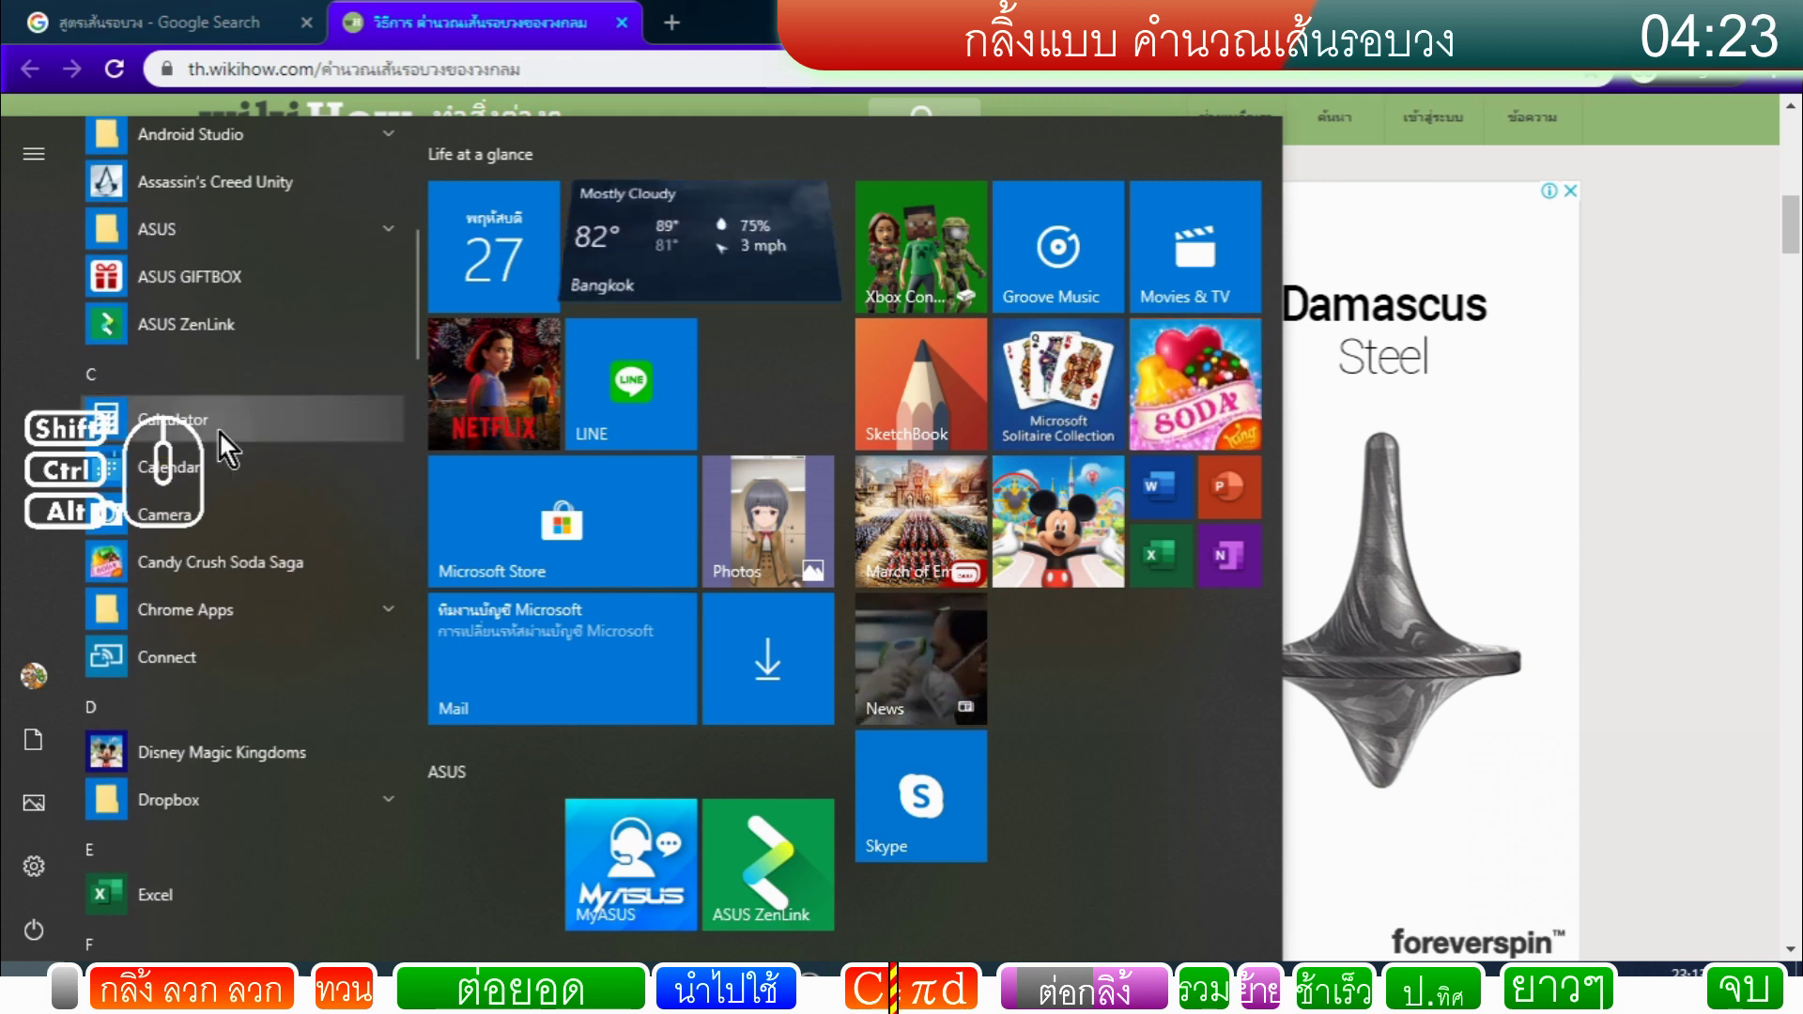
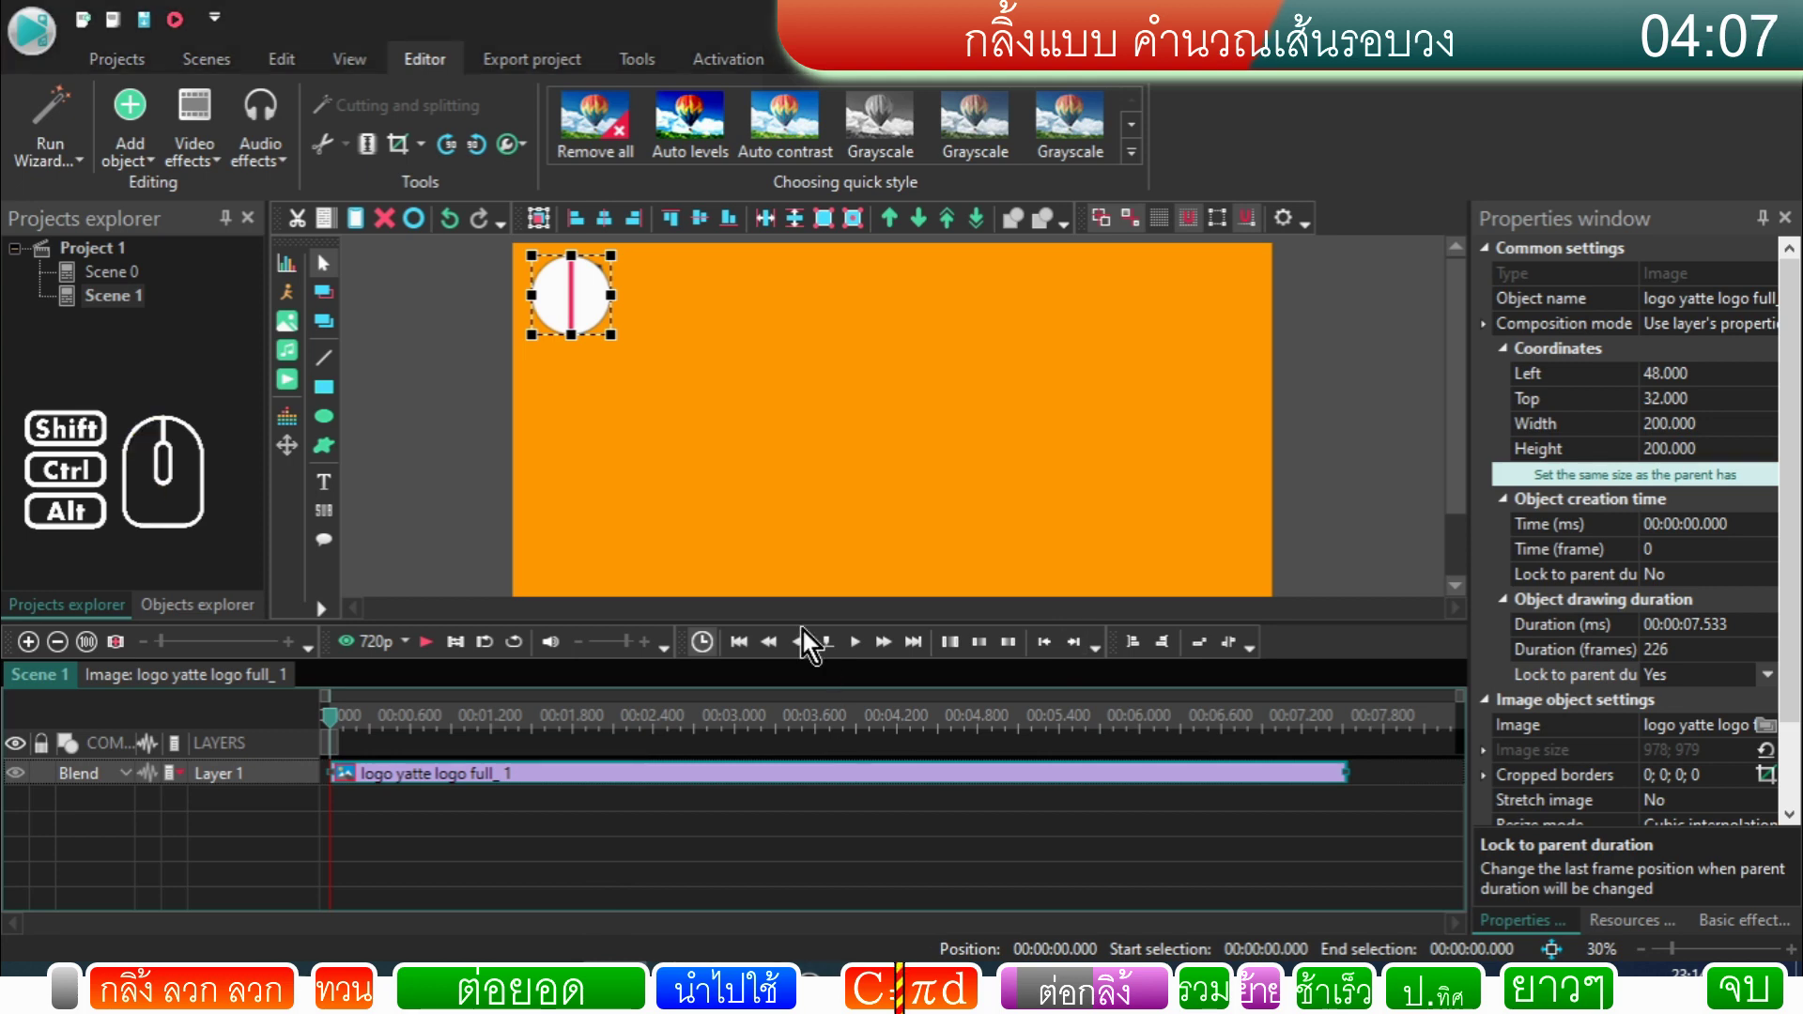
Step: Compute 200 × 22 ÷ 7 = 628.571, the logo's rolling distance
left_click_drag(725, 156, 1253, 322)
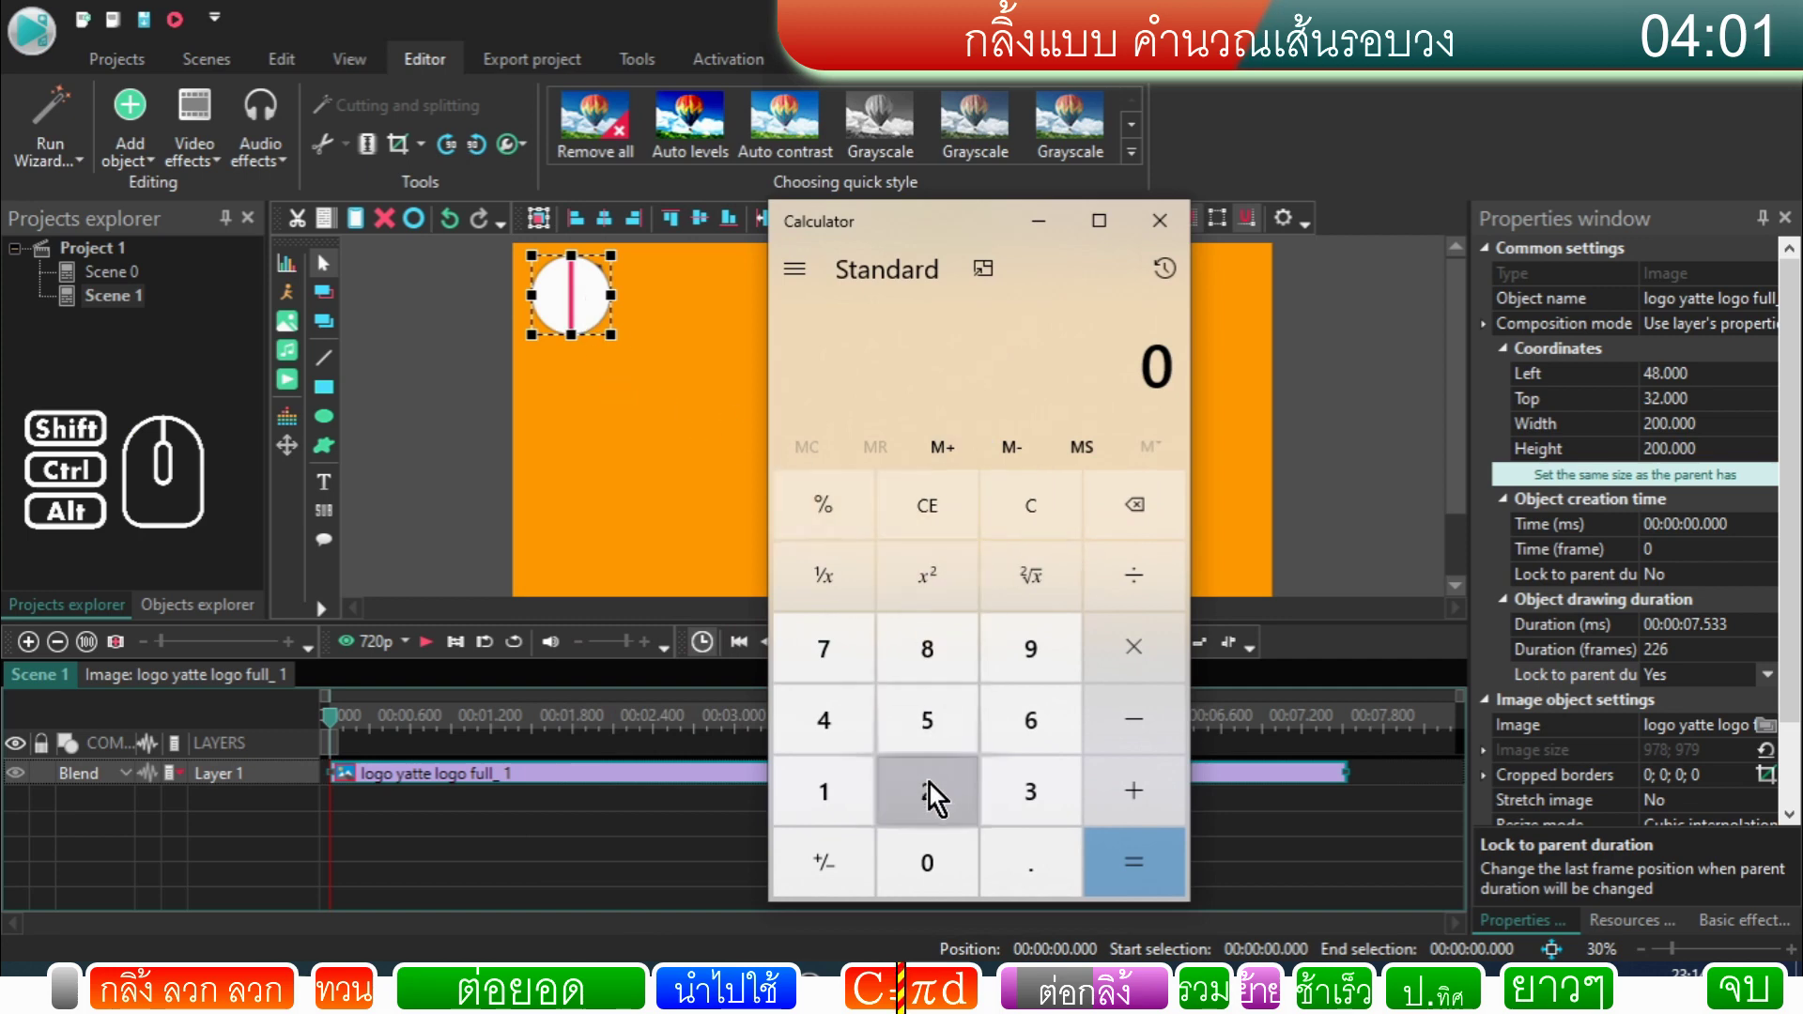
left_click(937, 797)
double_click(934, 862)
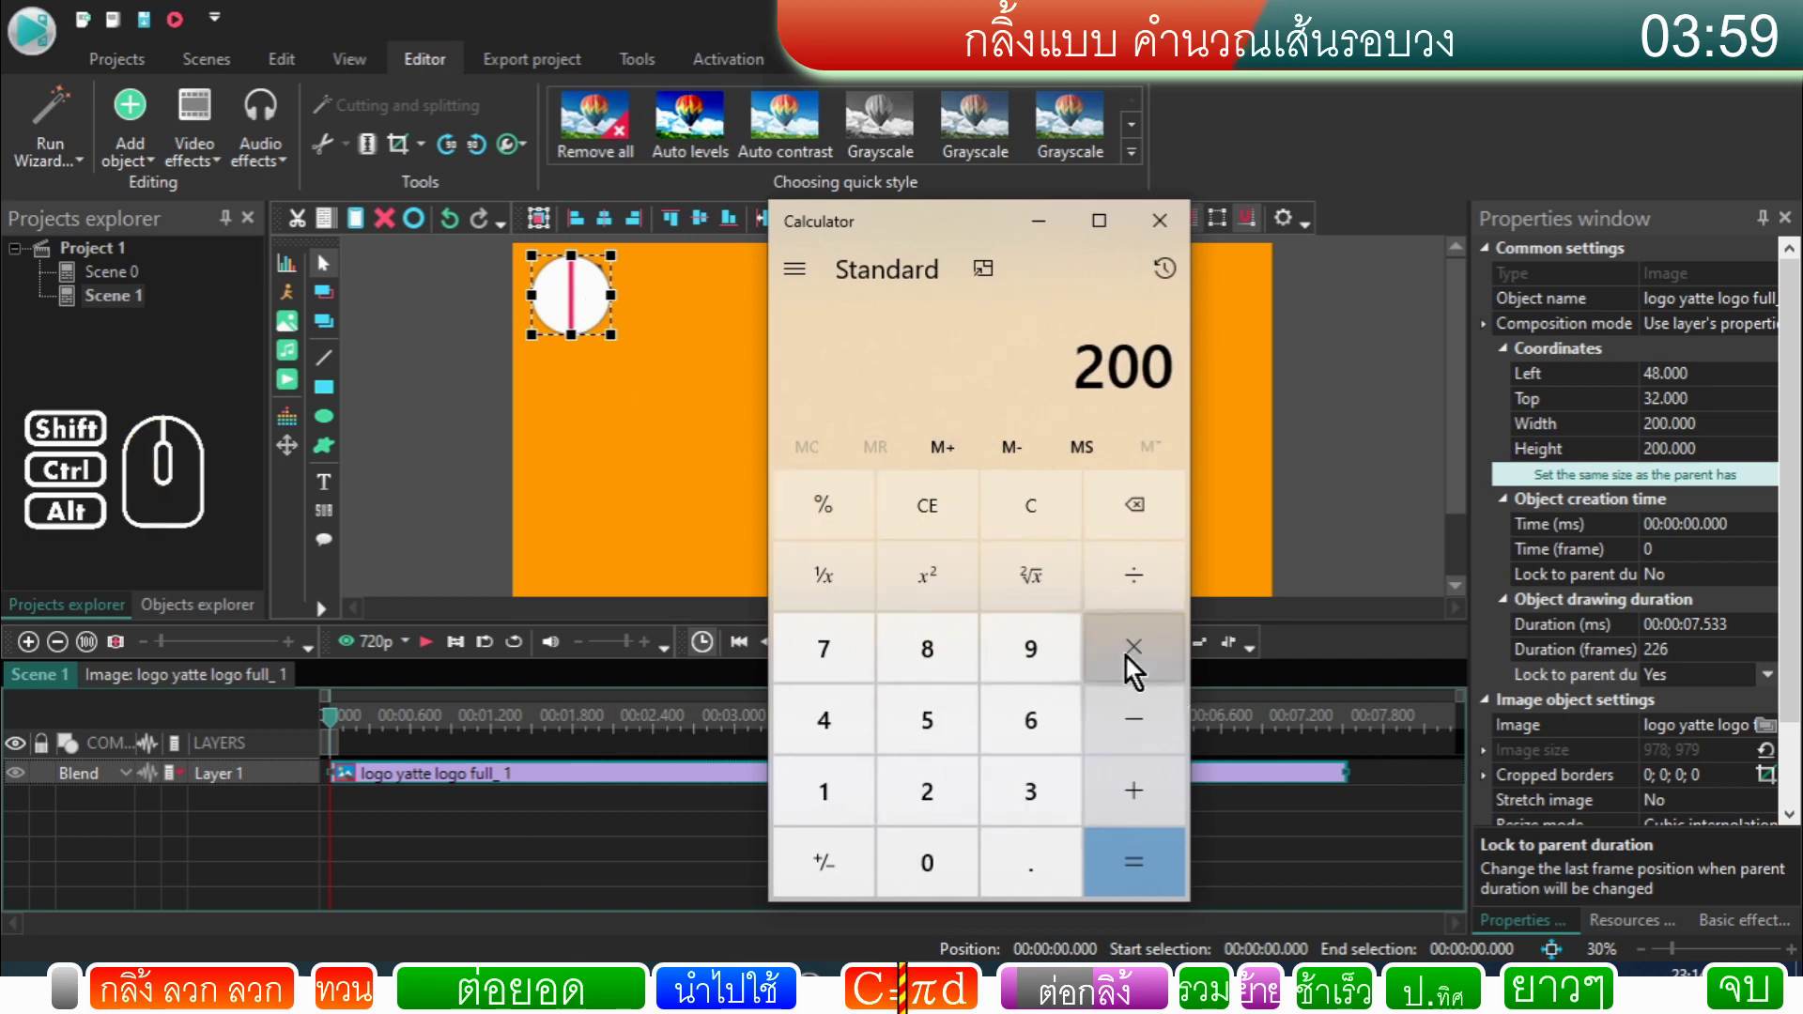
left_click(1133, 670)
double_click(916, 791)
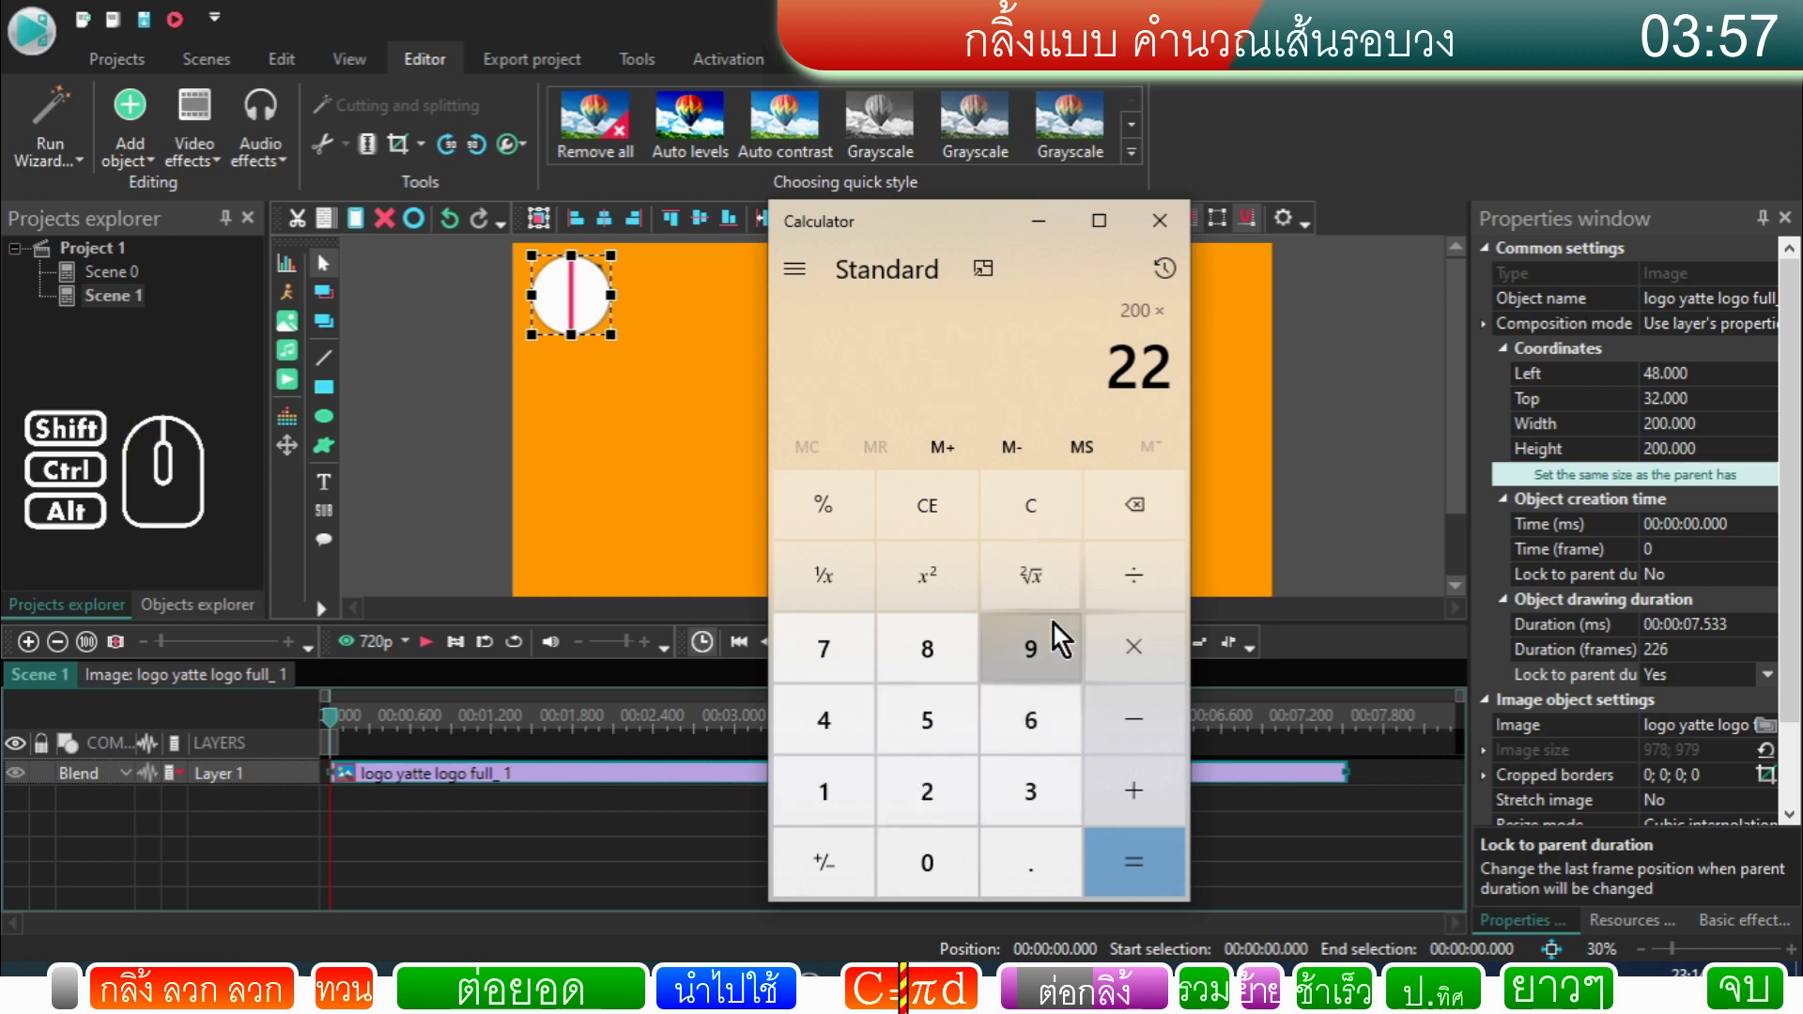
left_click(1141, 595)
left_click(852, 663)
left_click(1156, 884)
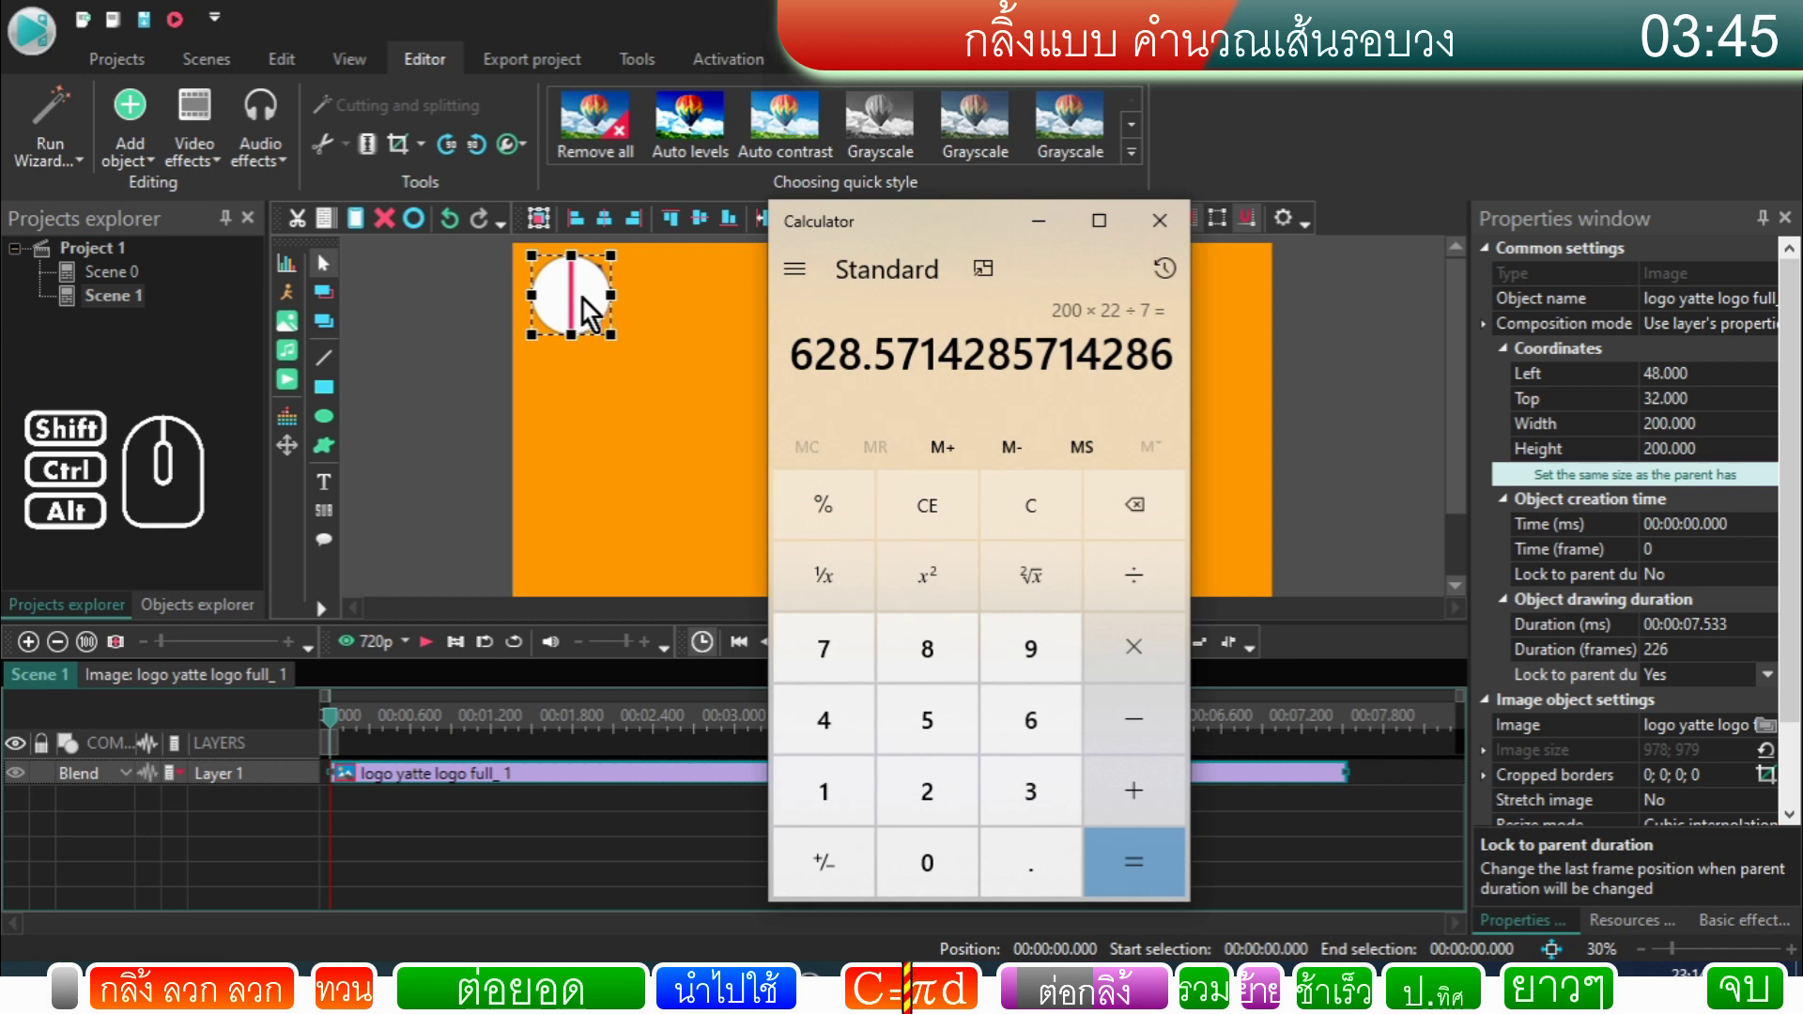
Step: Move the calculator aside, close it and return to the VSDC Scene 1 project
left_click_drag(938, 235, 1130, 314)
left_click_drag(1117, 316, 1146, 293)
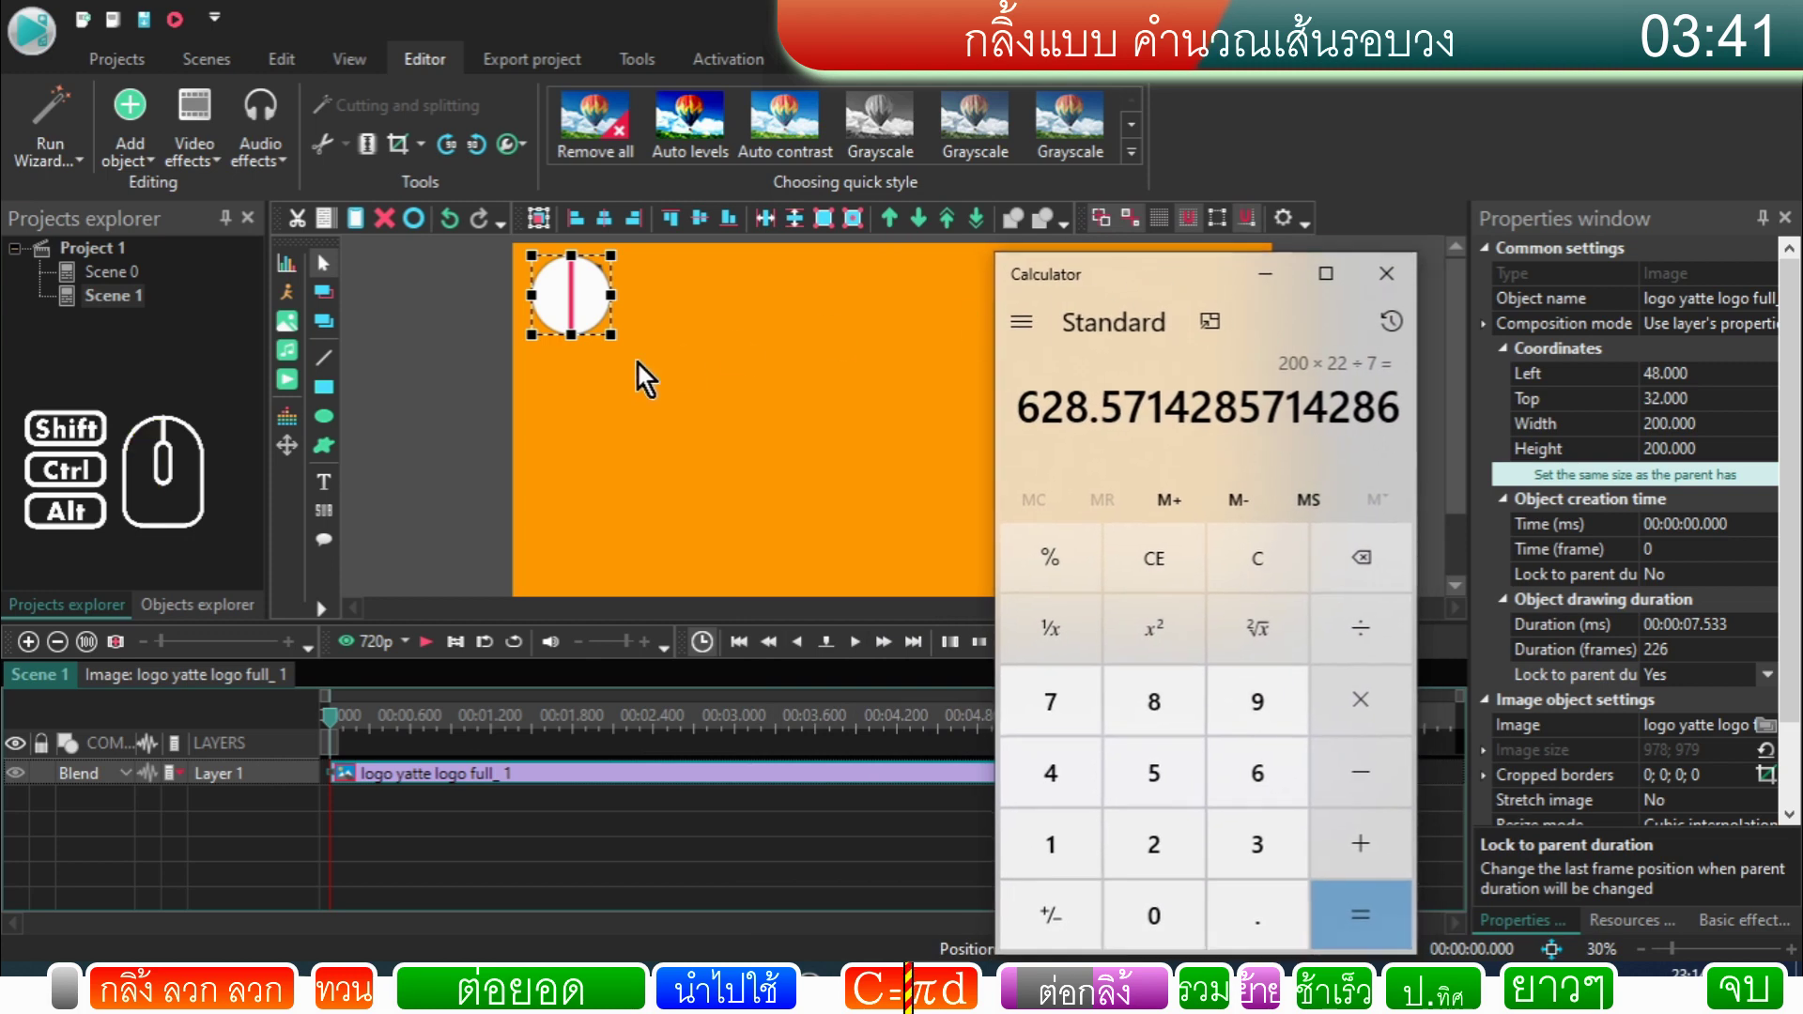
left_click(626, 381)
left_click(579, 314)
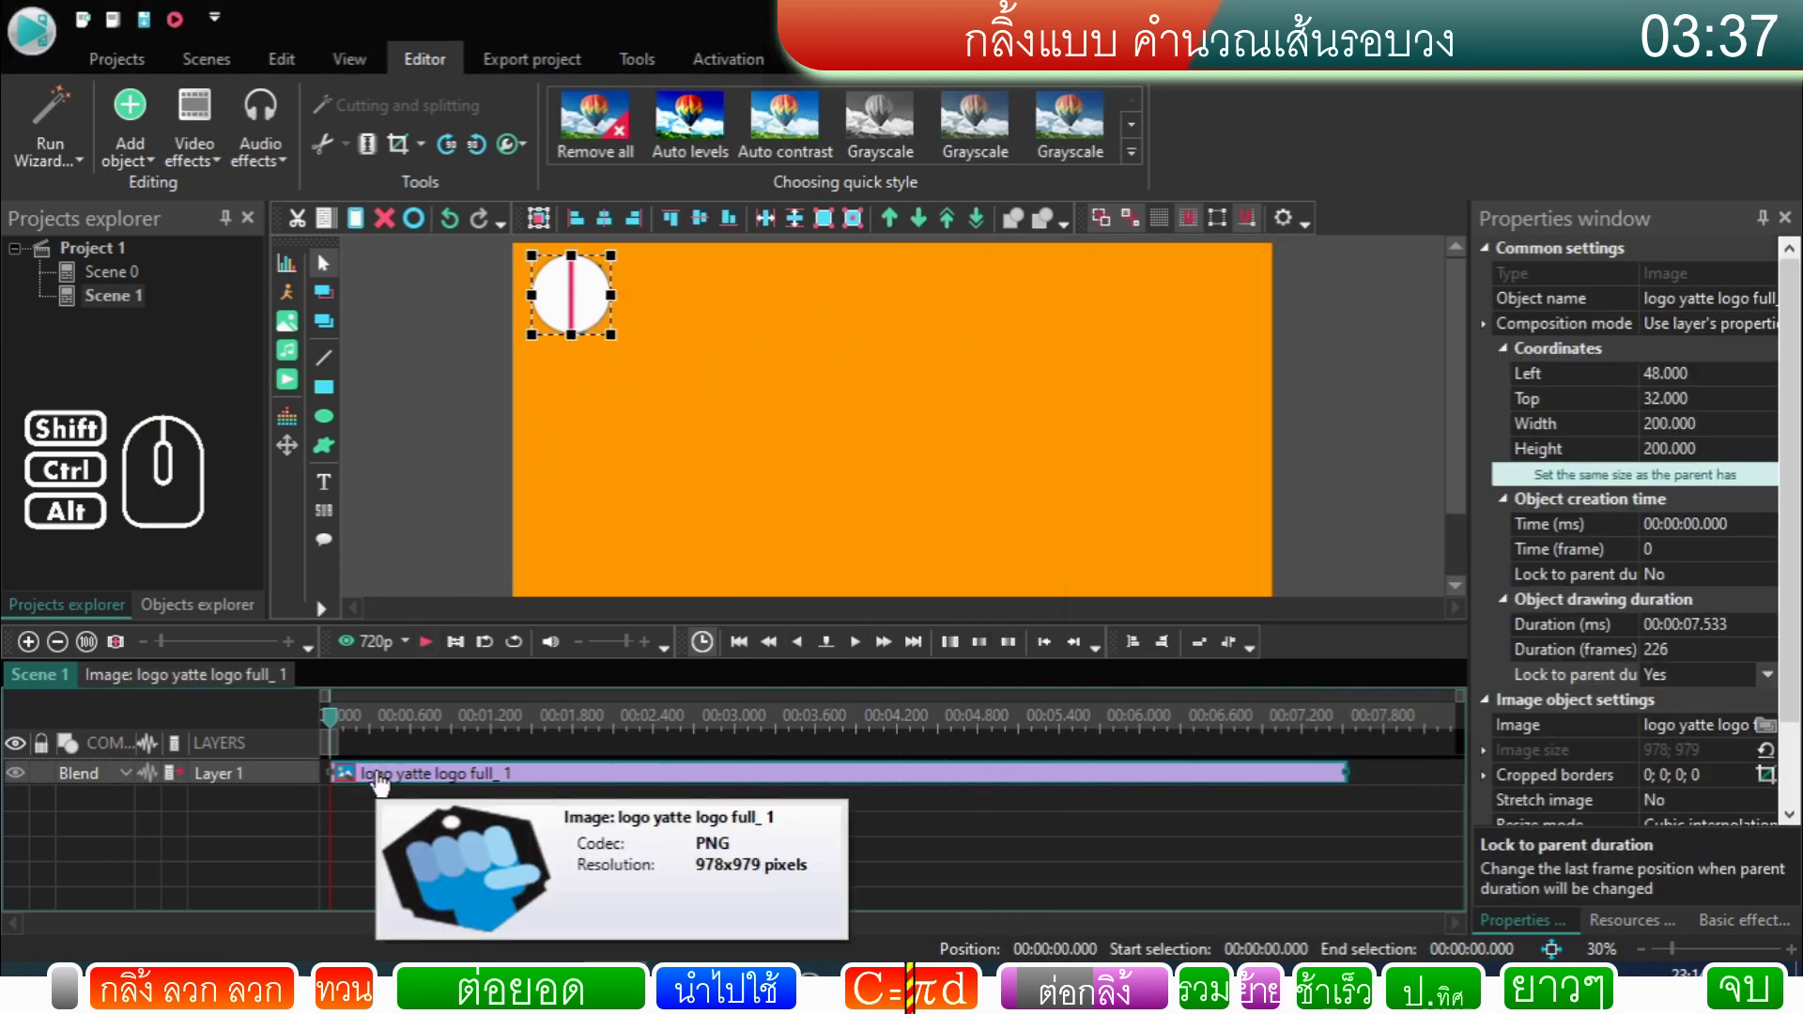
Step: Add a Movement effect to the logo sprite's image lasting its first two seconds
double_click(386, 784)
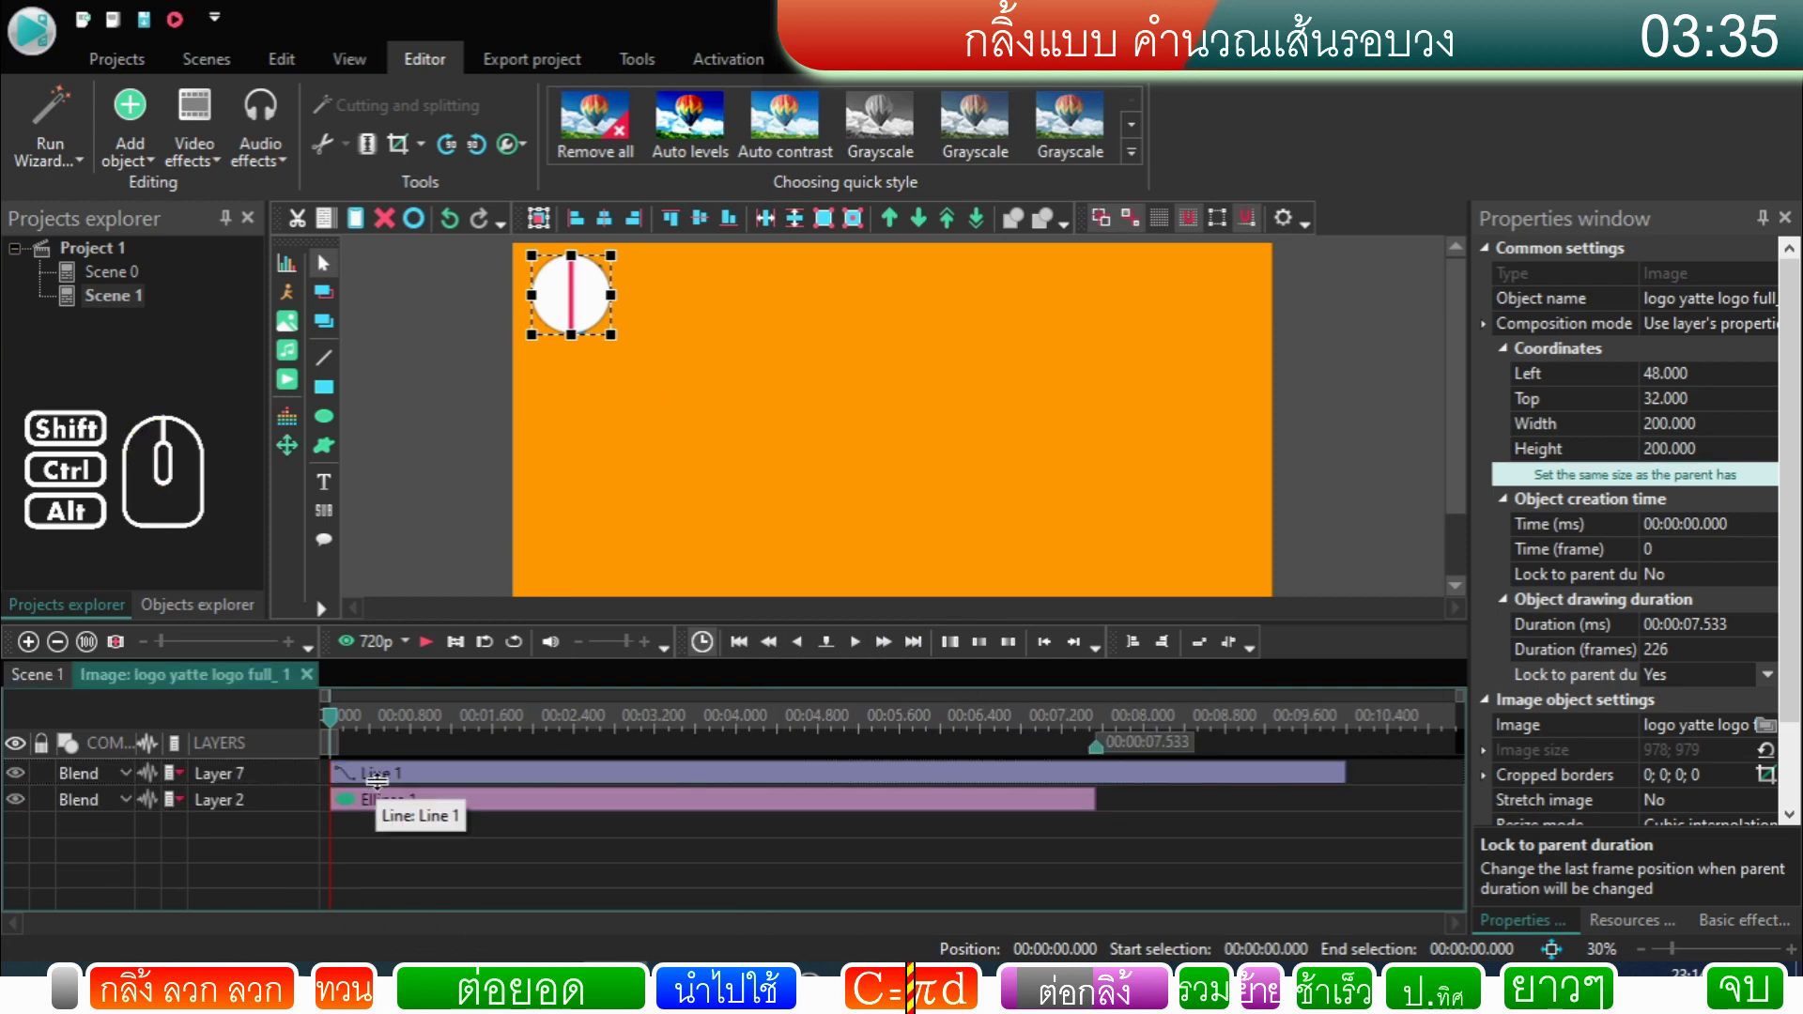
left_click(341, 731)
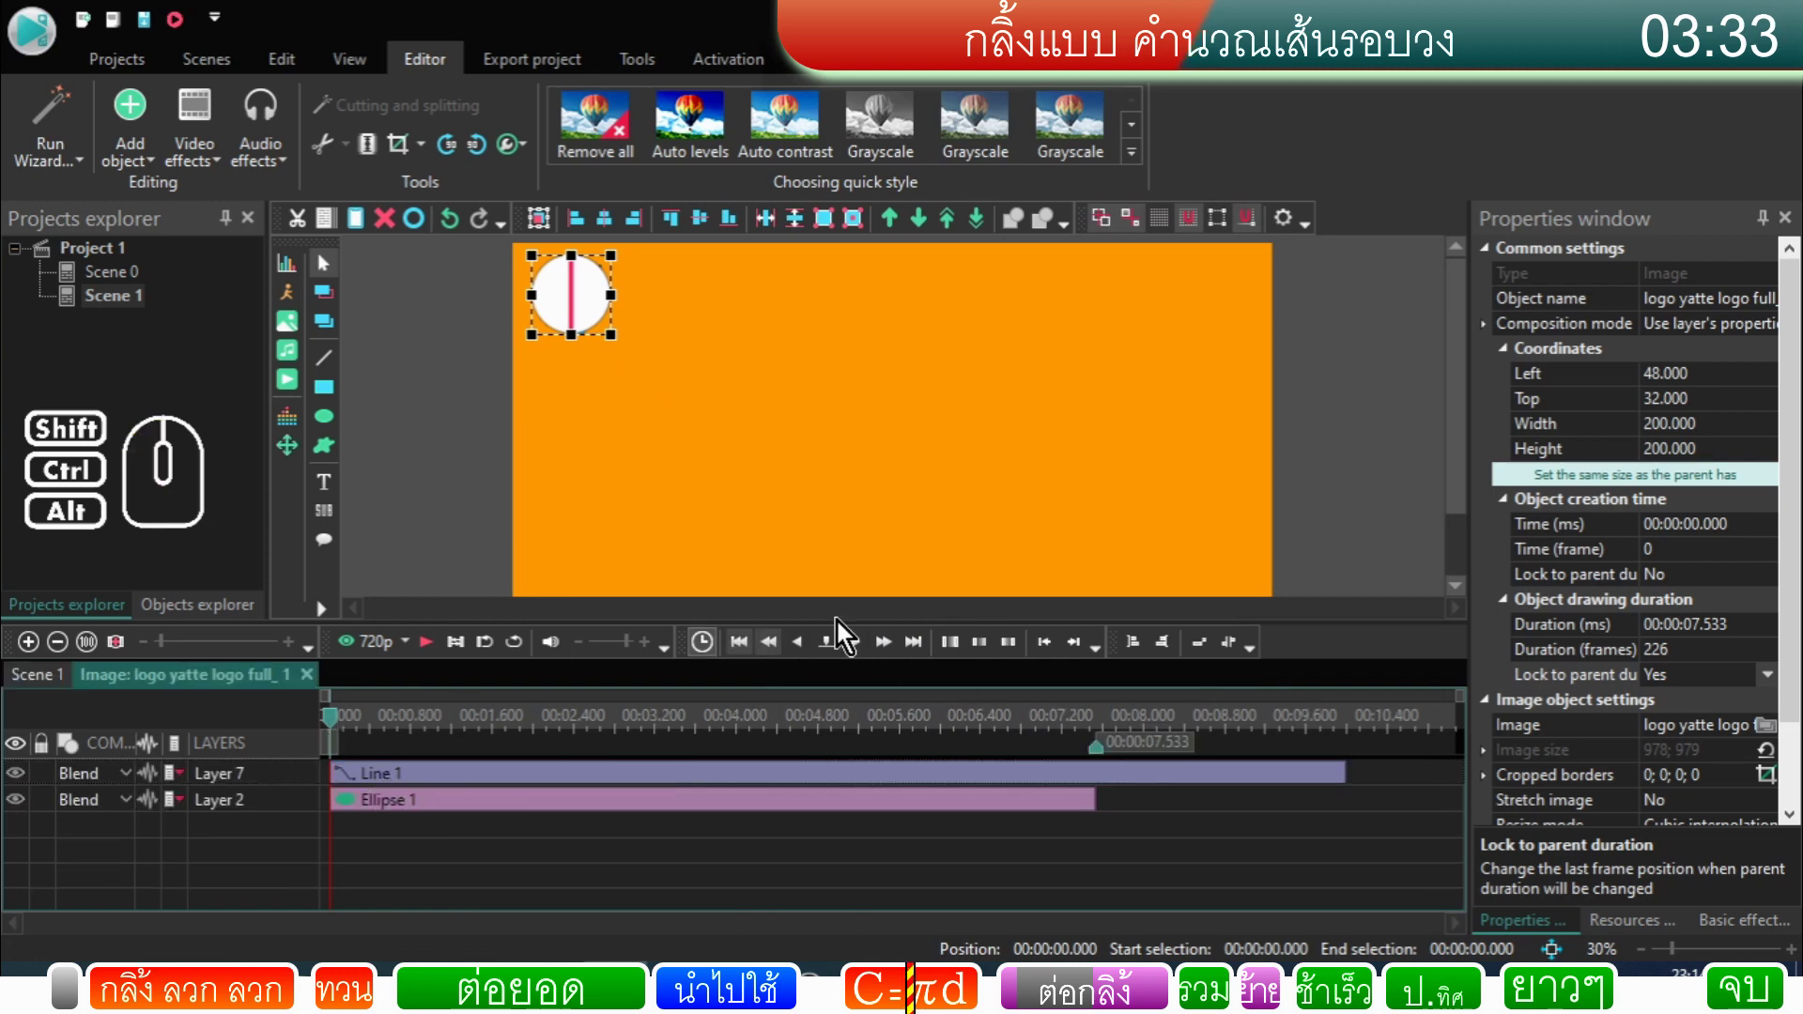
left_click(903, 656)
left_click(904, 656)
left_click(291, 455)
left_click(694, 436)
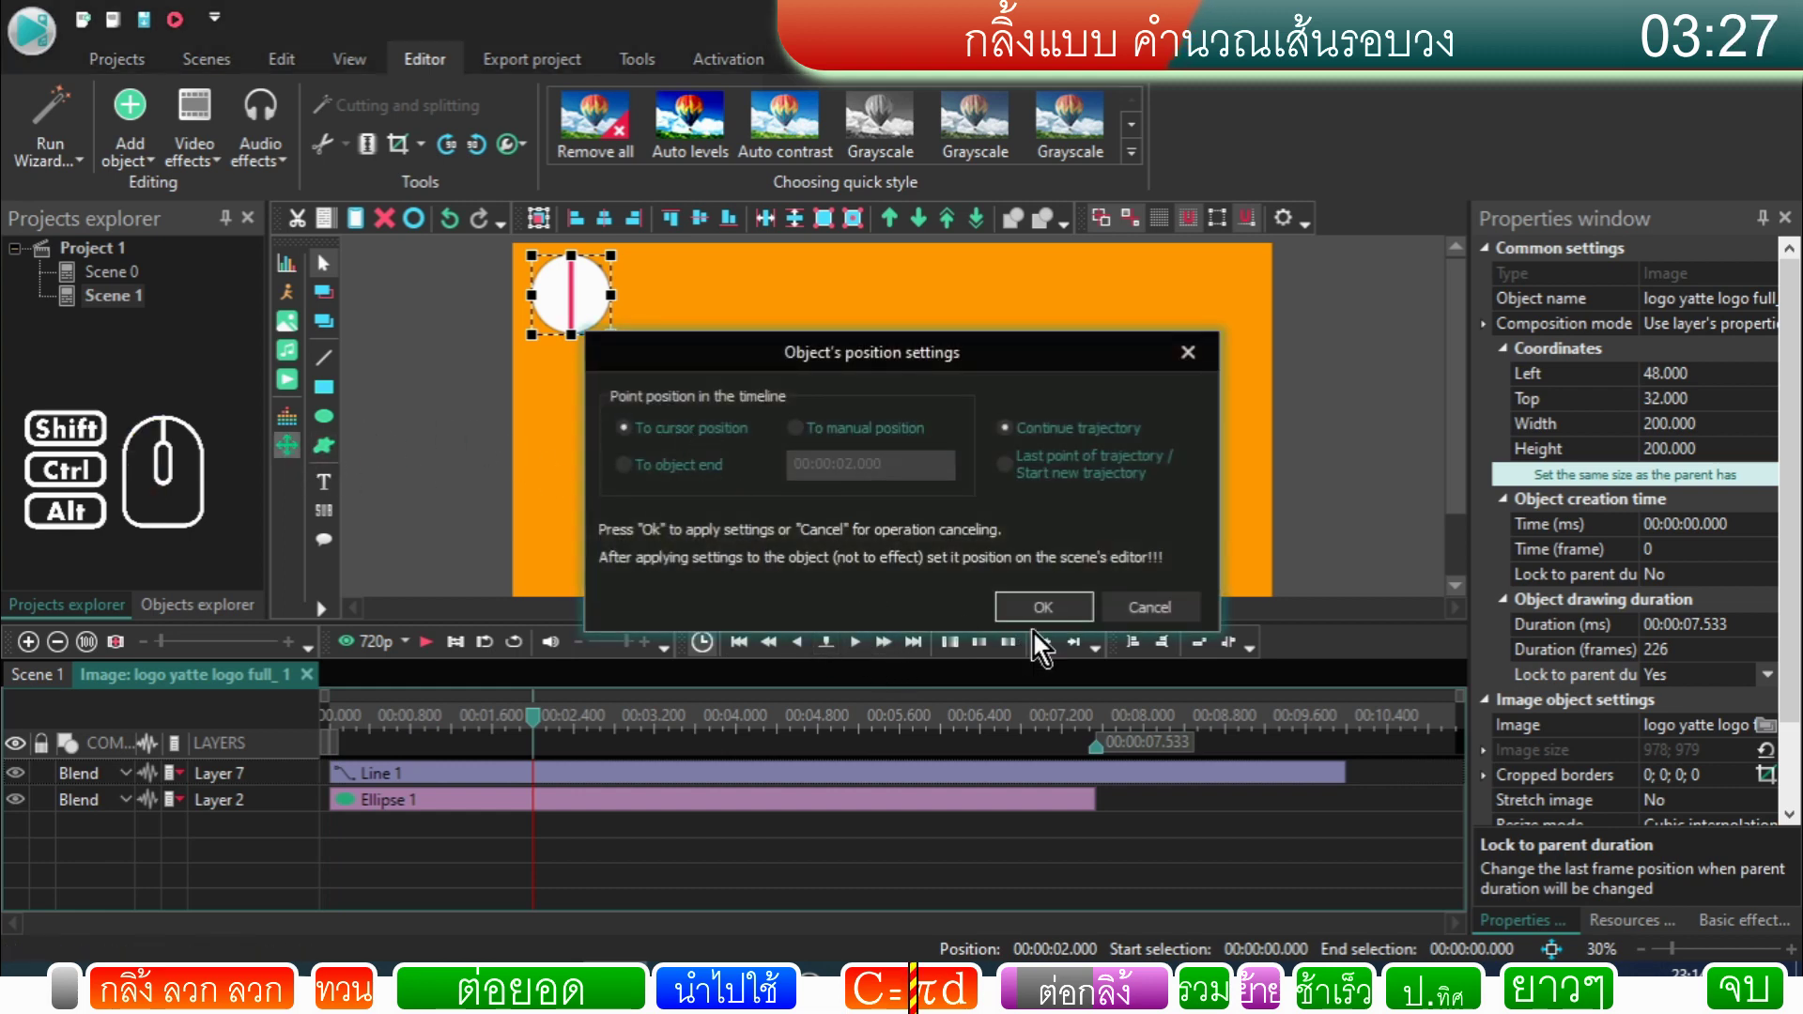
left_click(1057, 627)
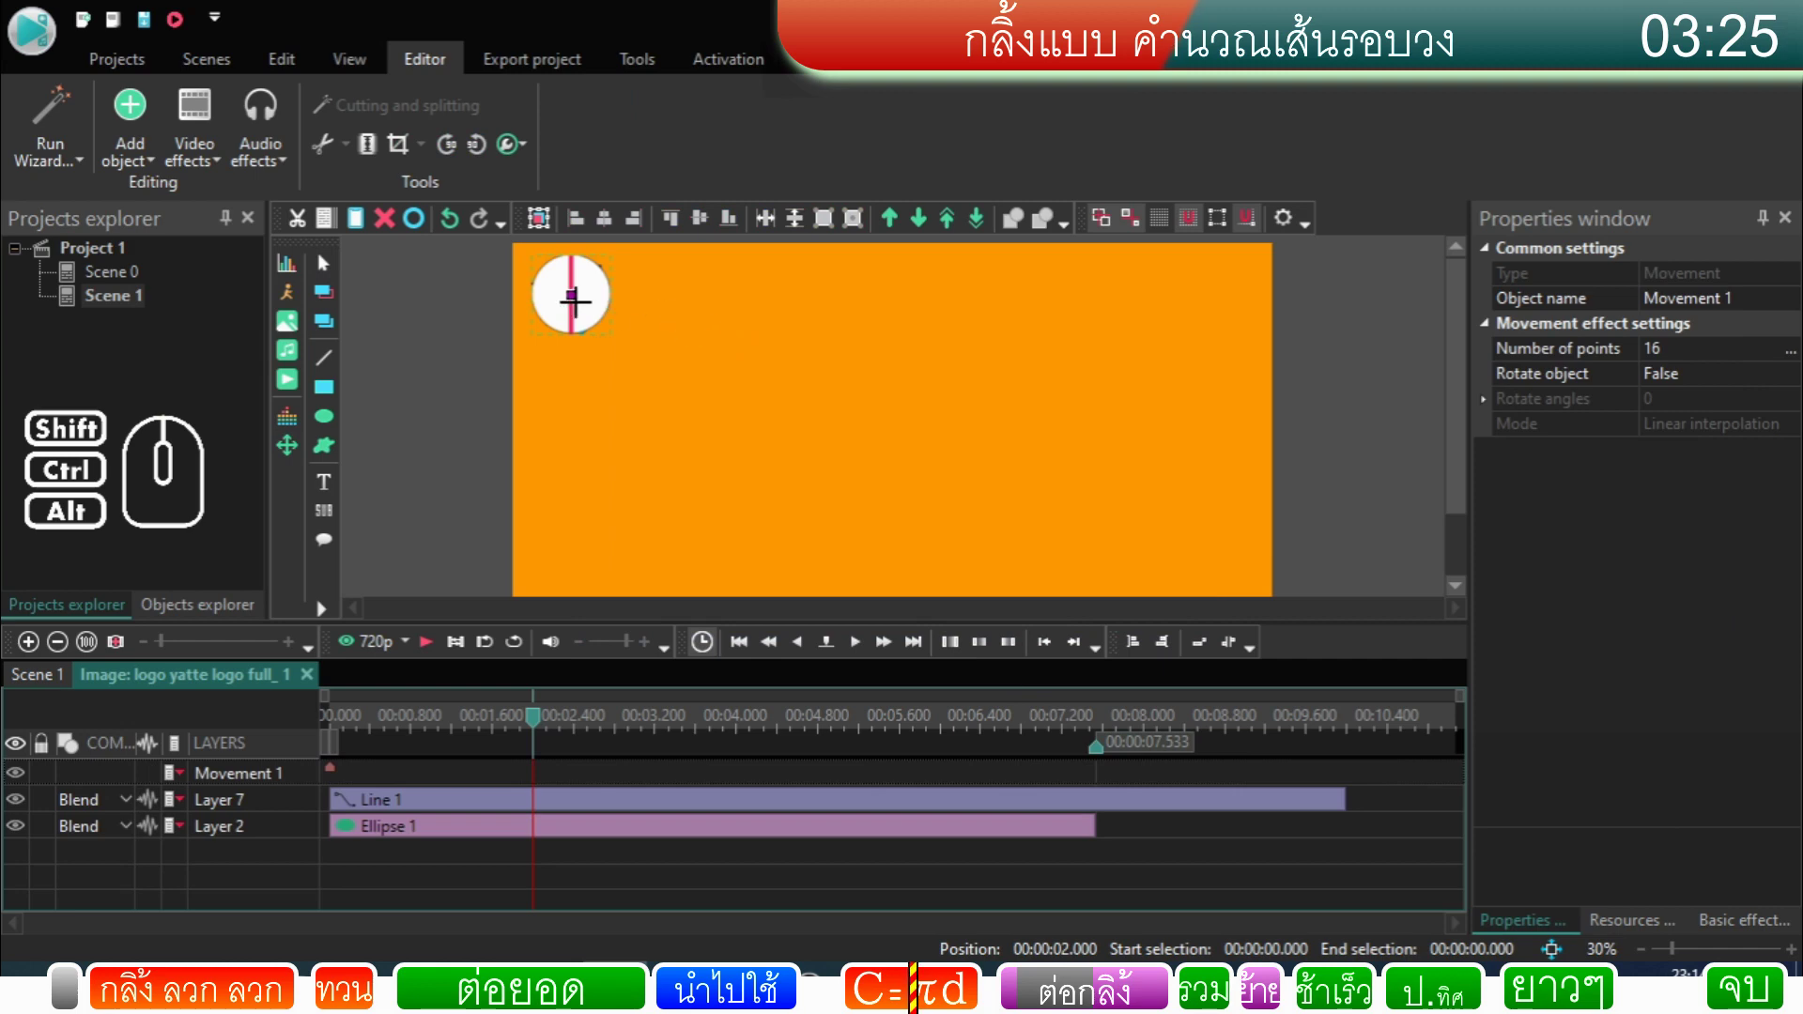
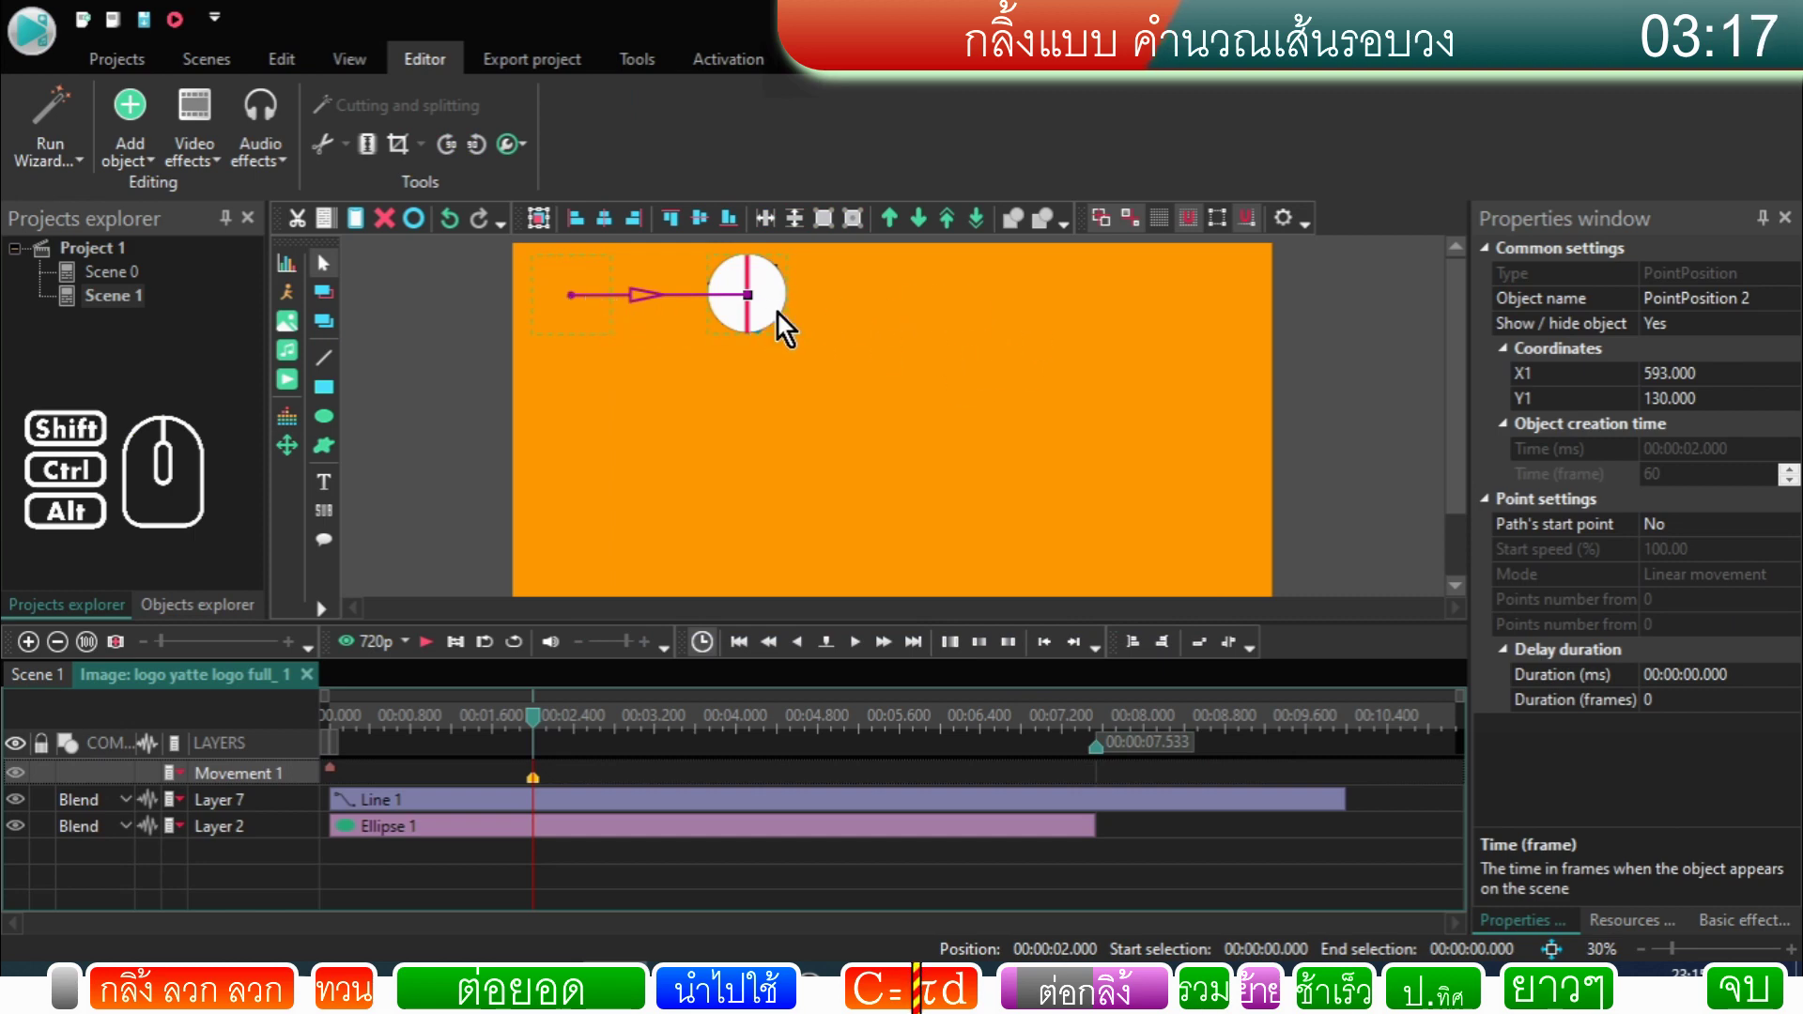
Step: Set the path to run level from X 0 to X 628.571 at Y 132
left_click(574, 306)
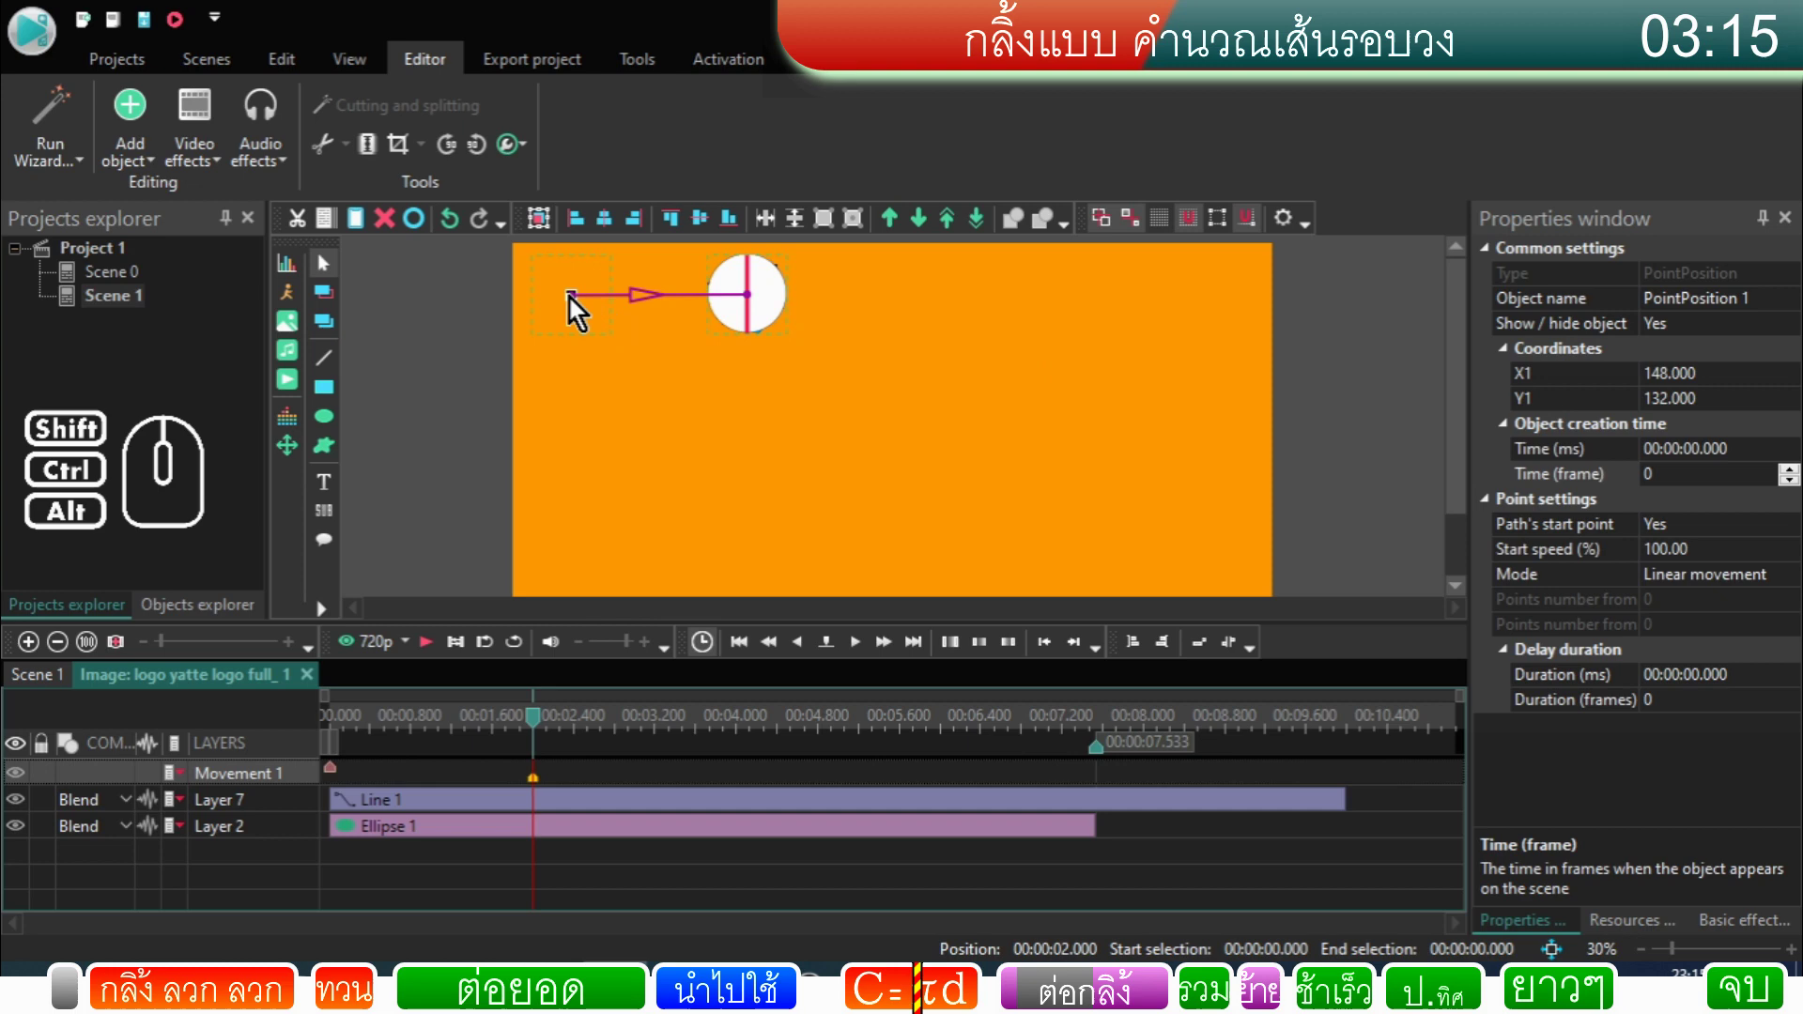
left_click(577, 307)
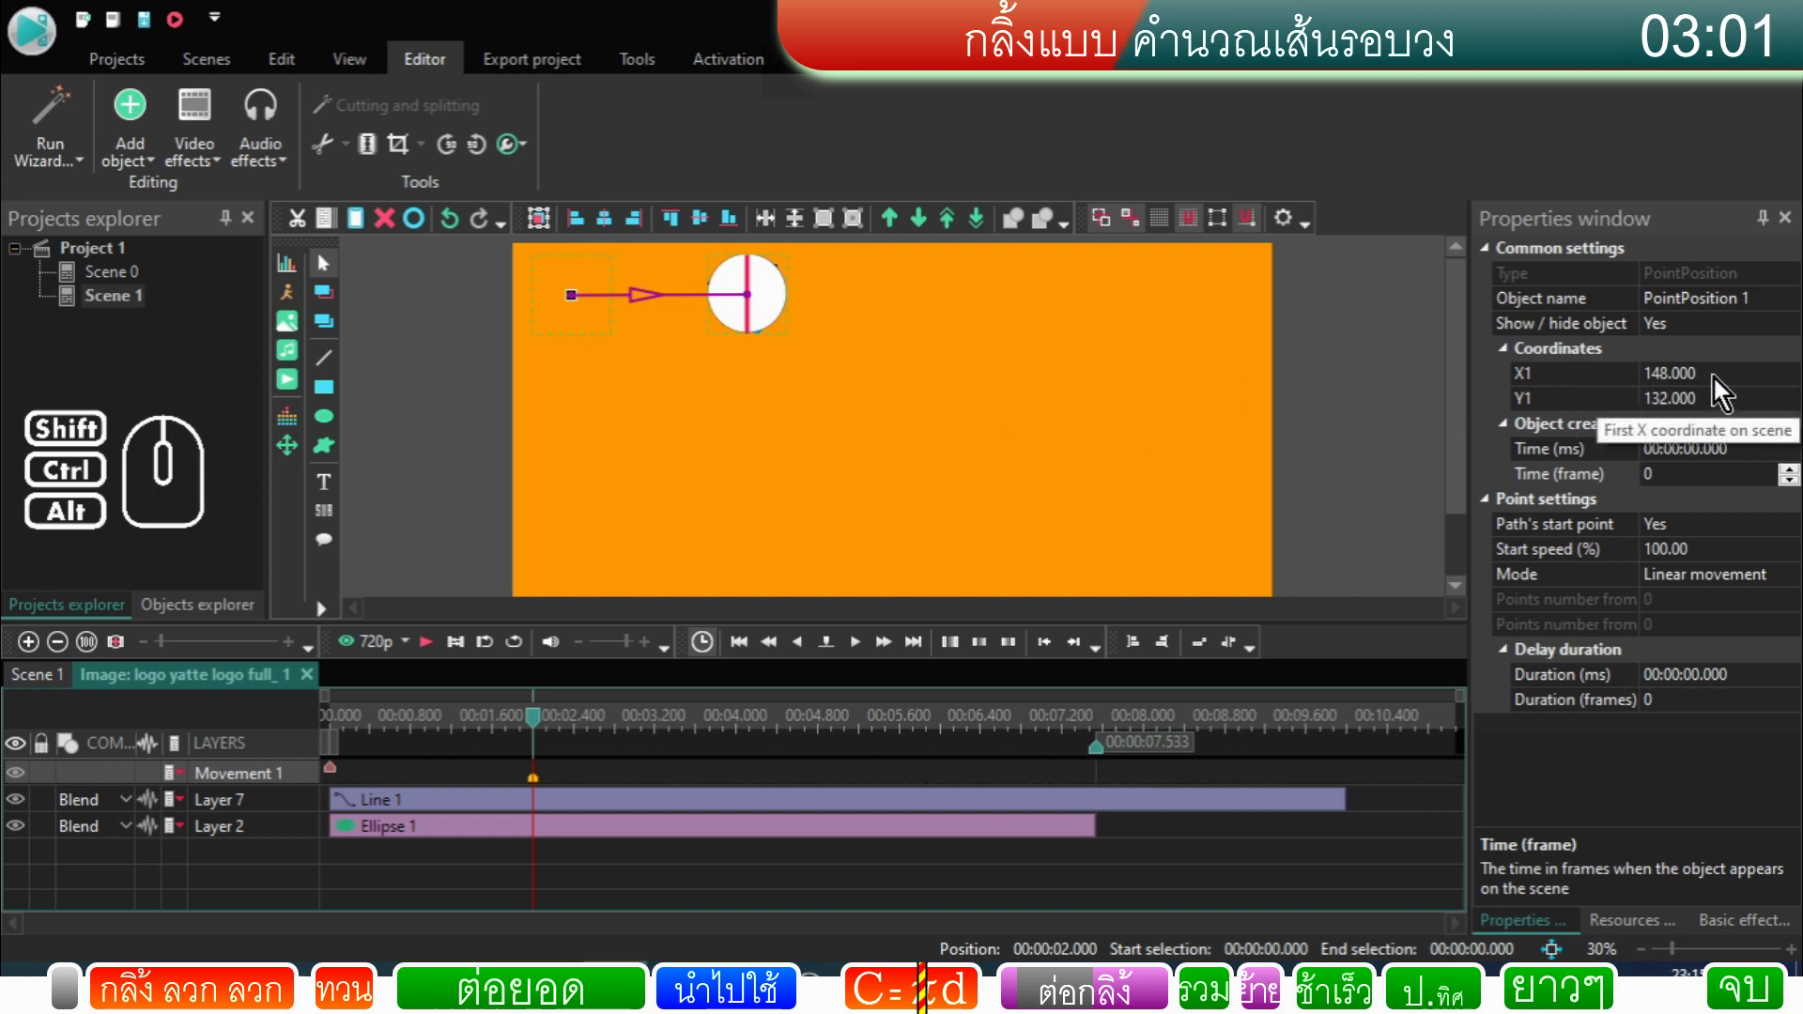
left_click_drag(1719, 387, 1624, 387)
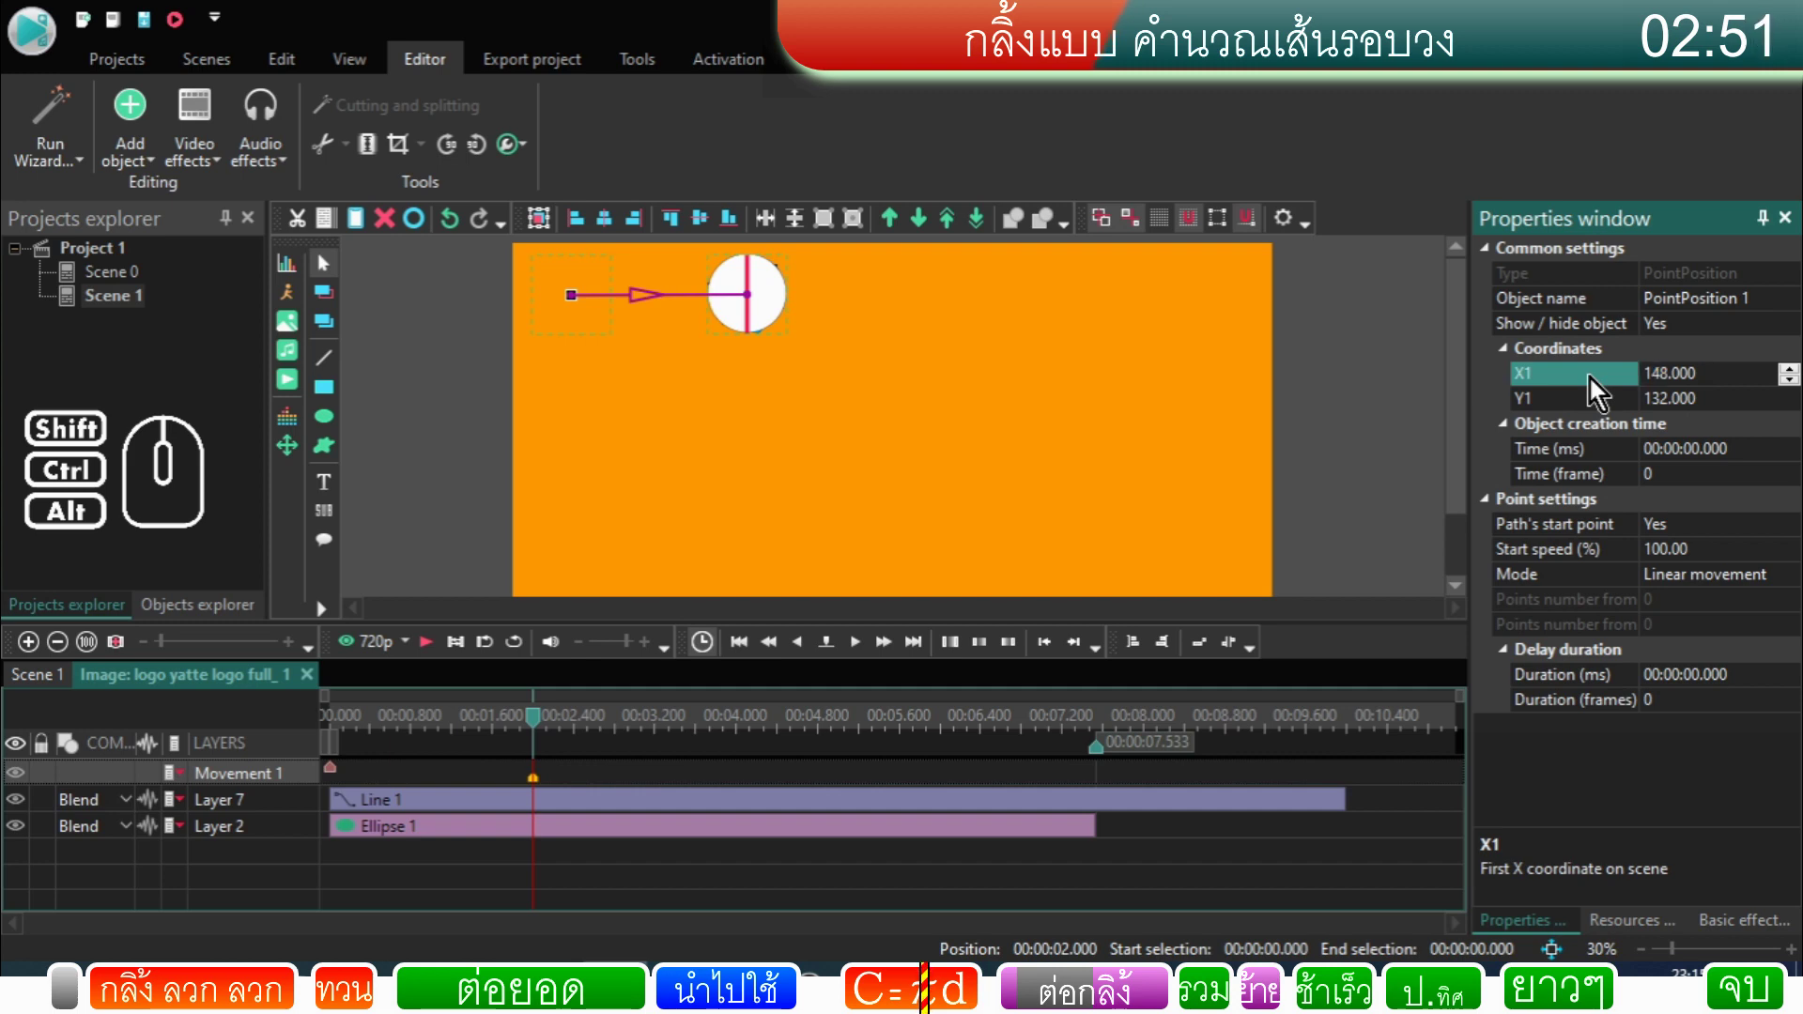
double_click(1682, 381)
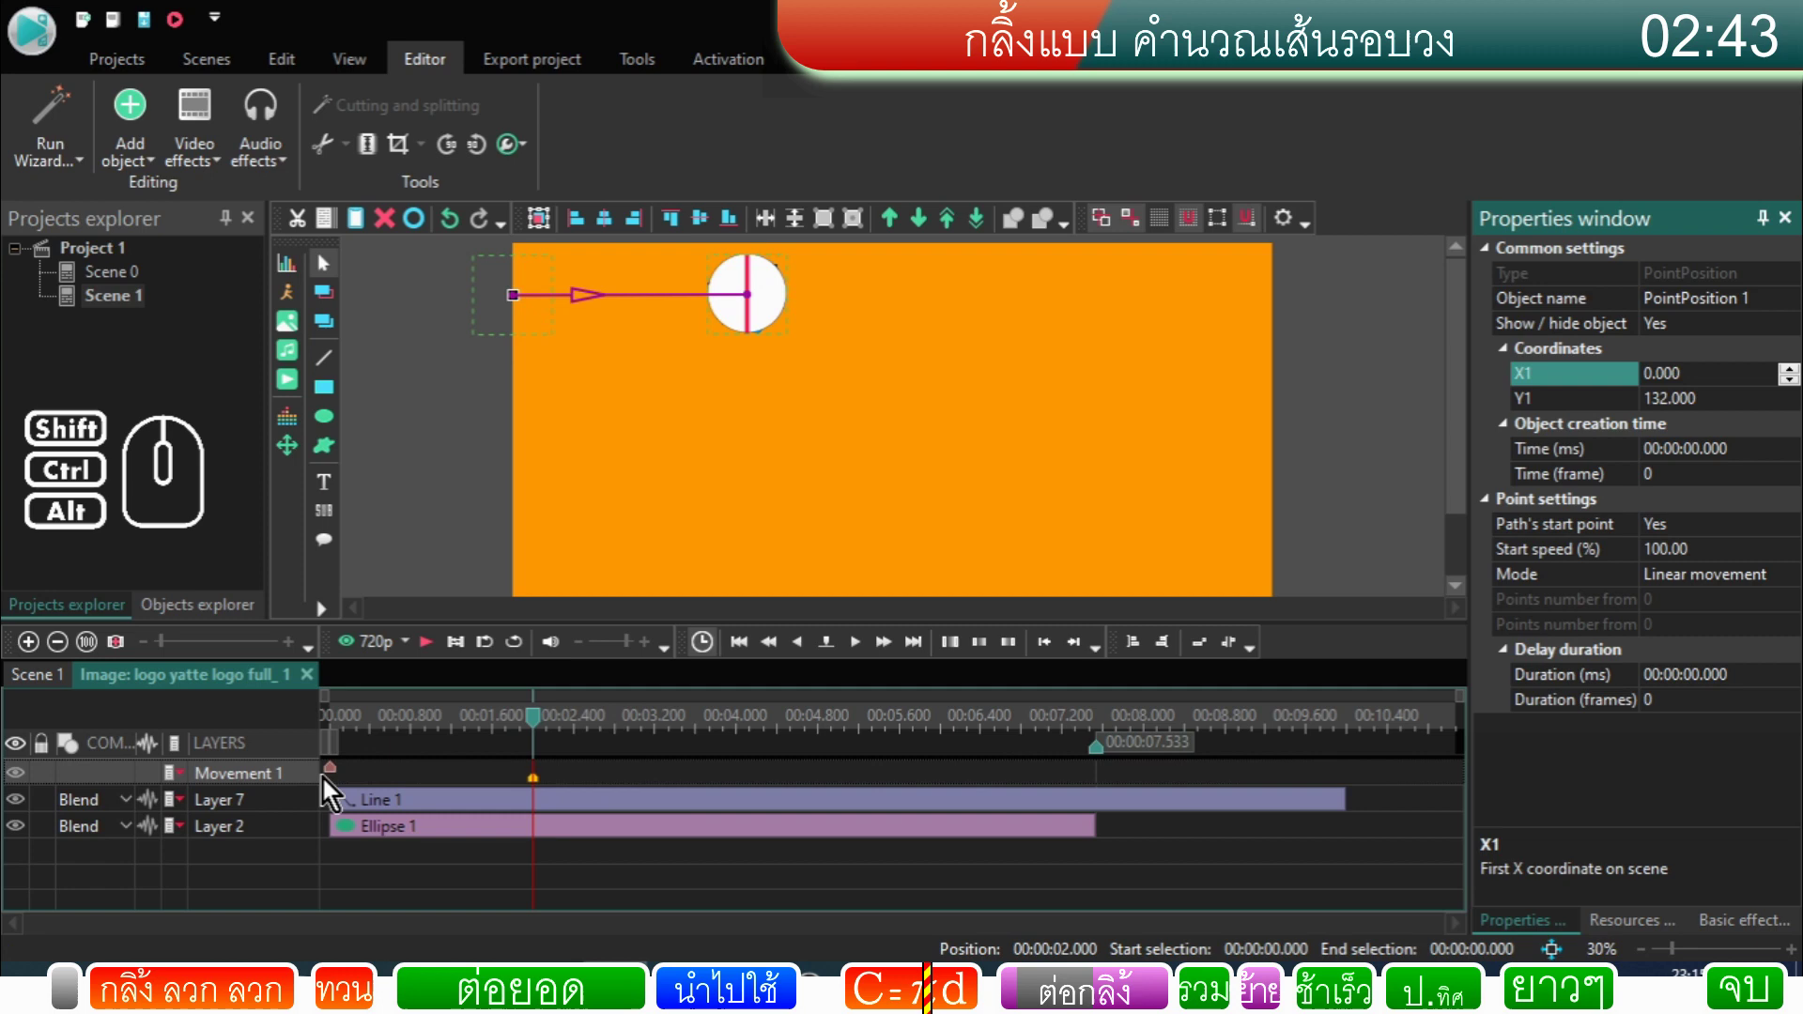
left_click(543, 790)
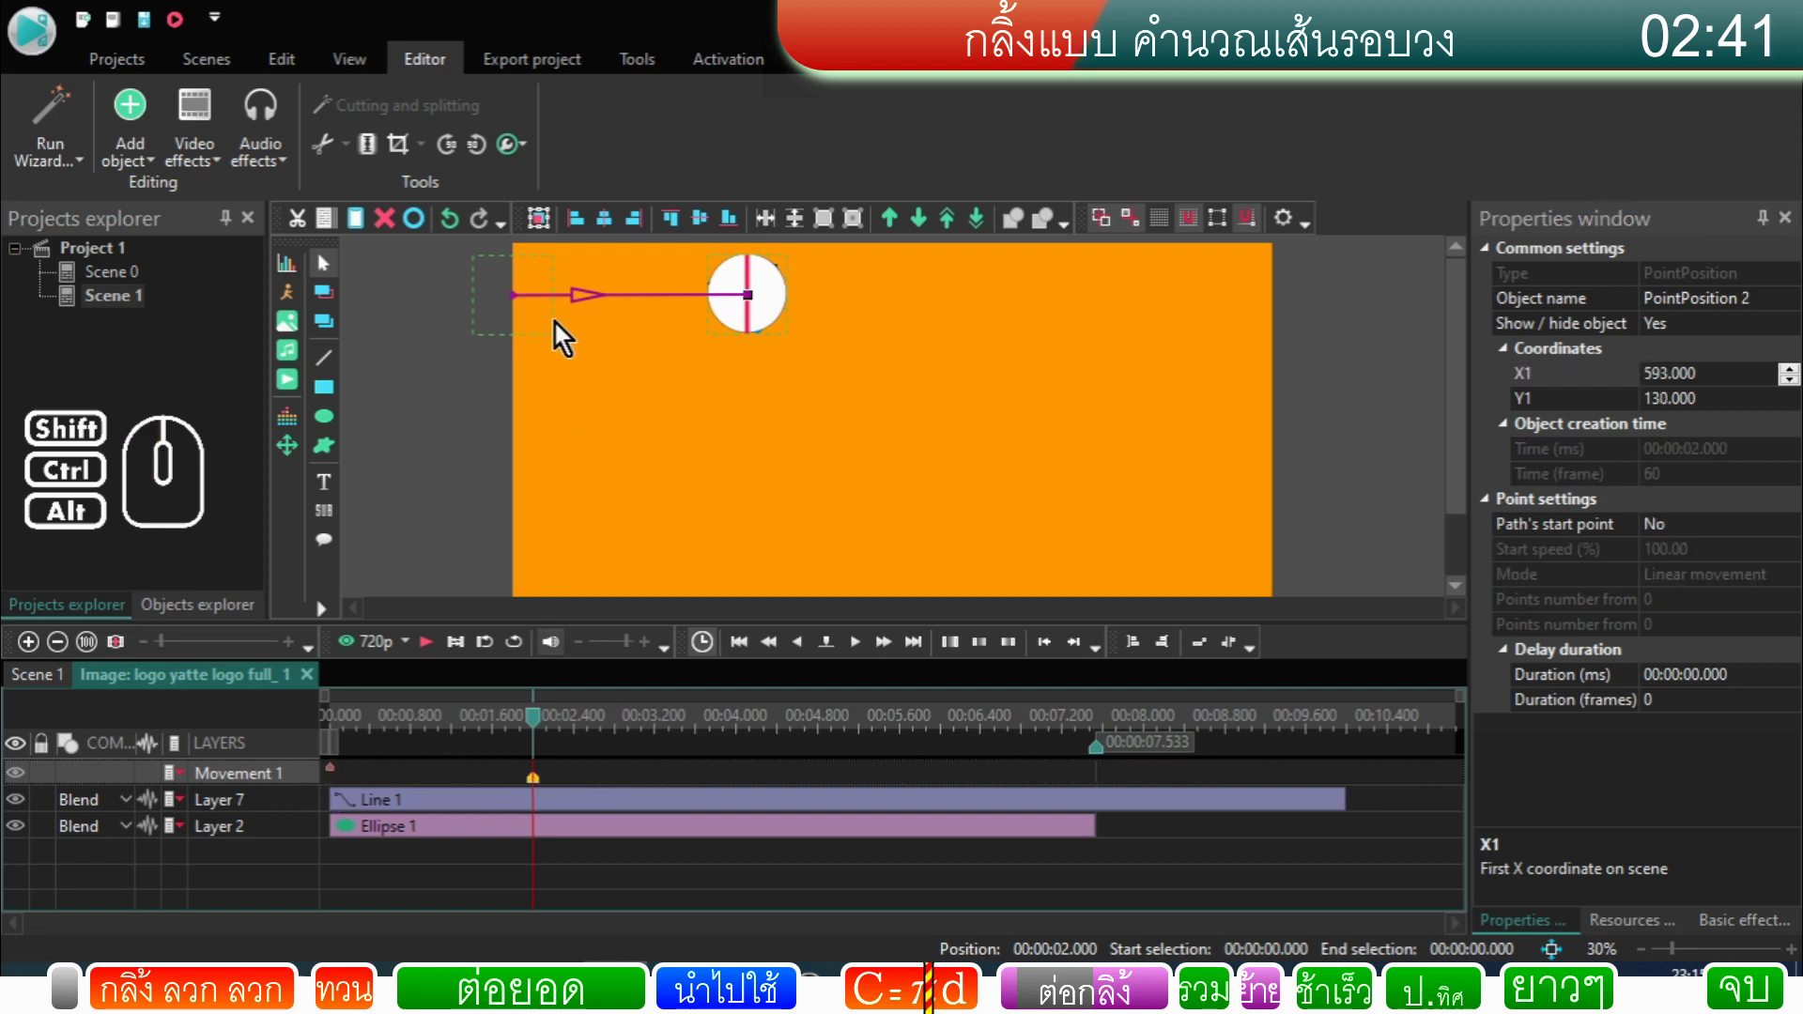
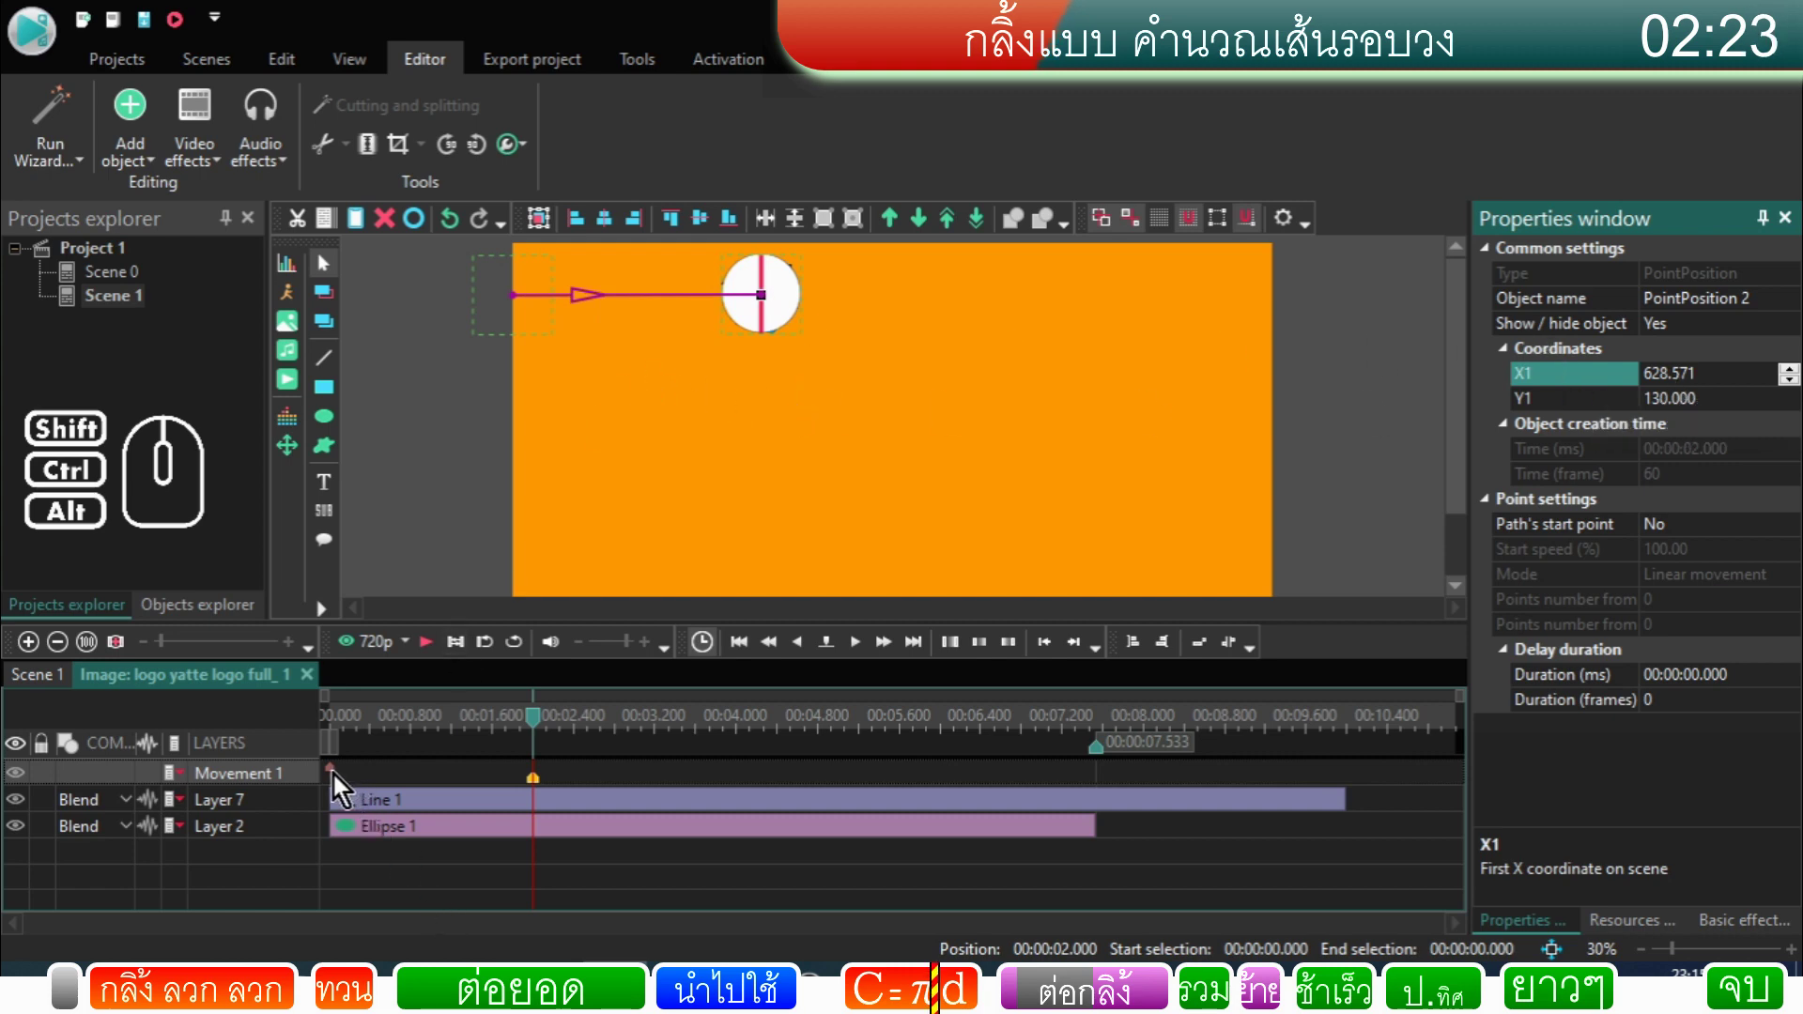
left_click(340, 780)
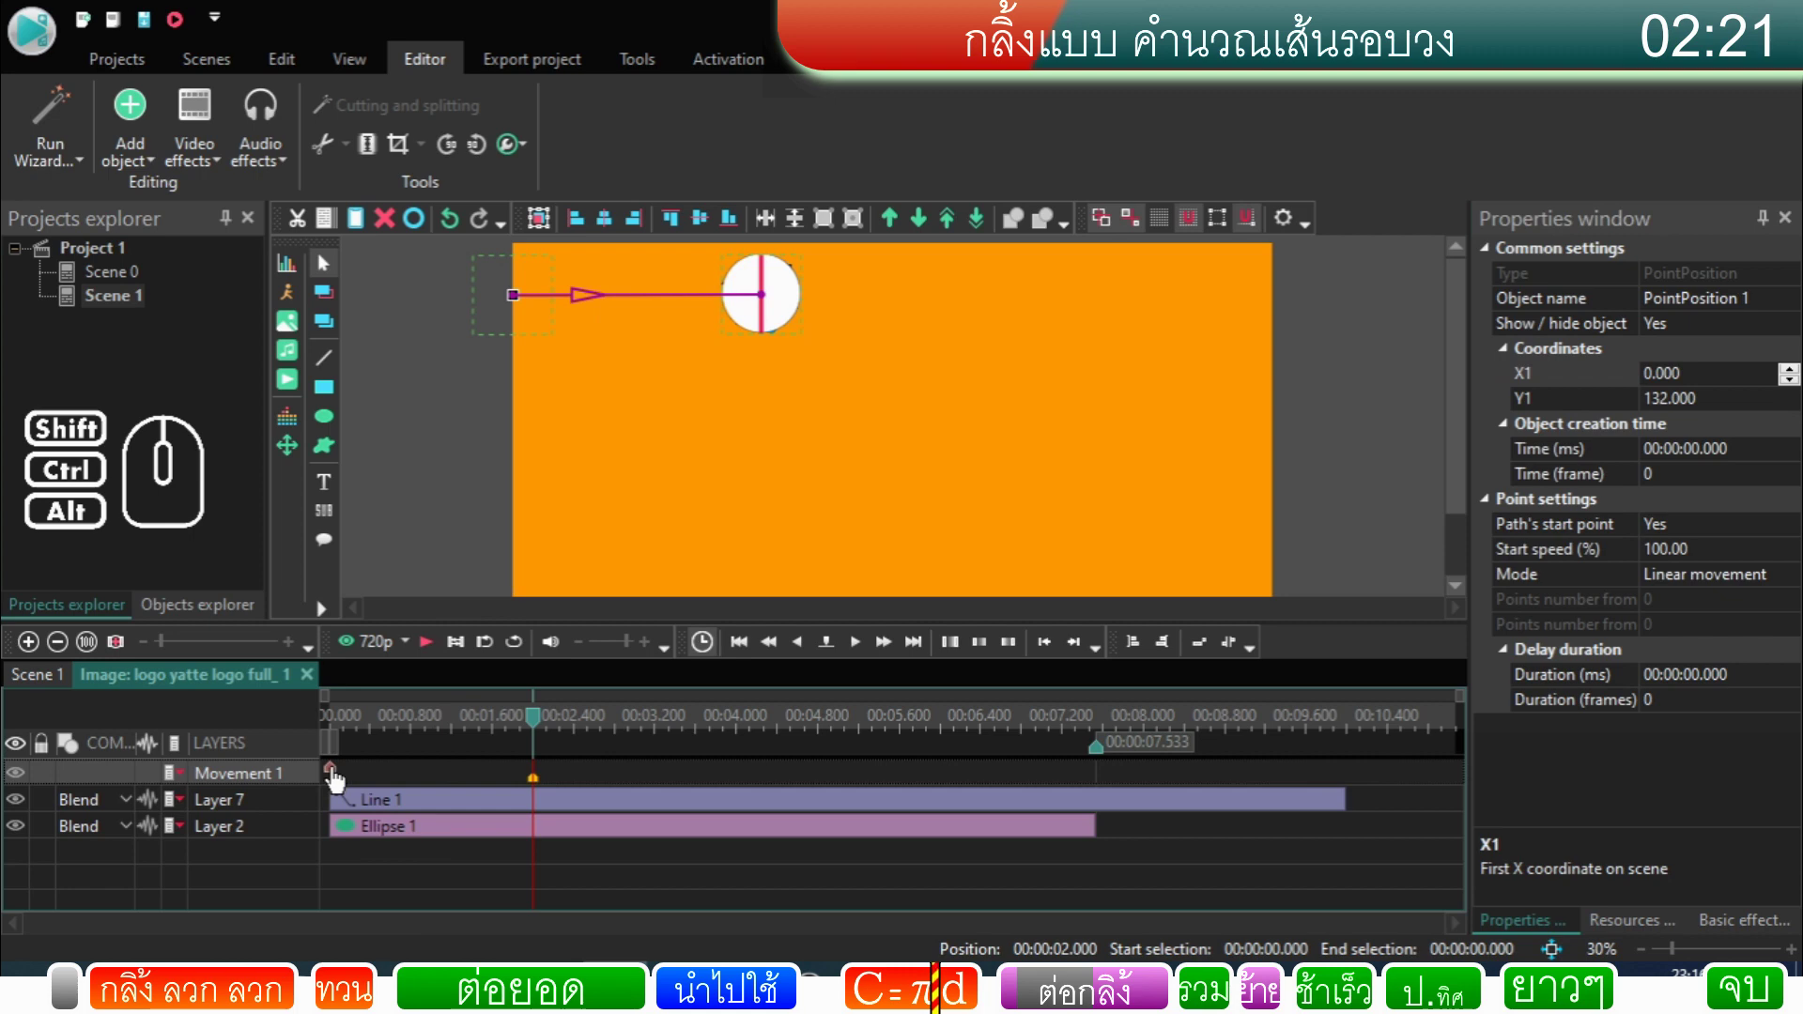
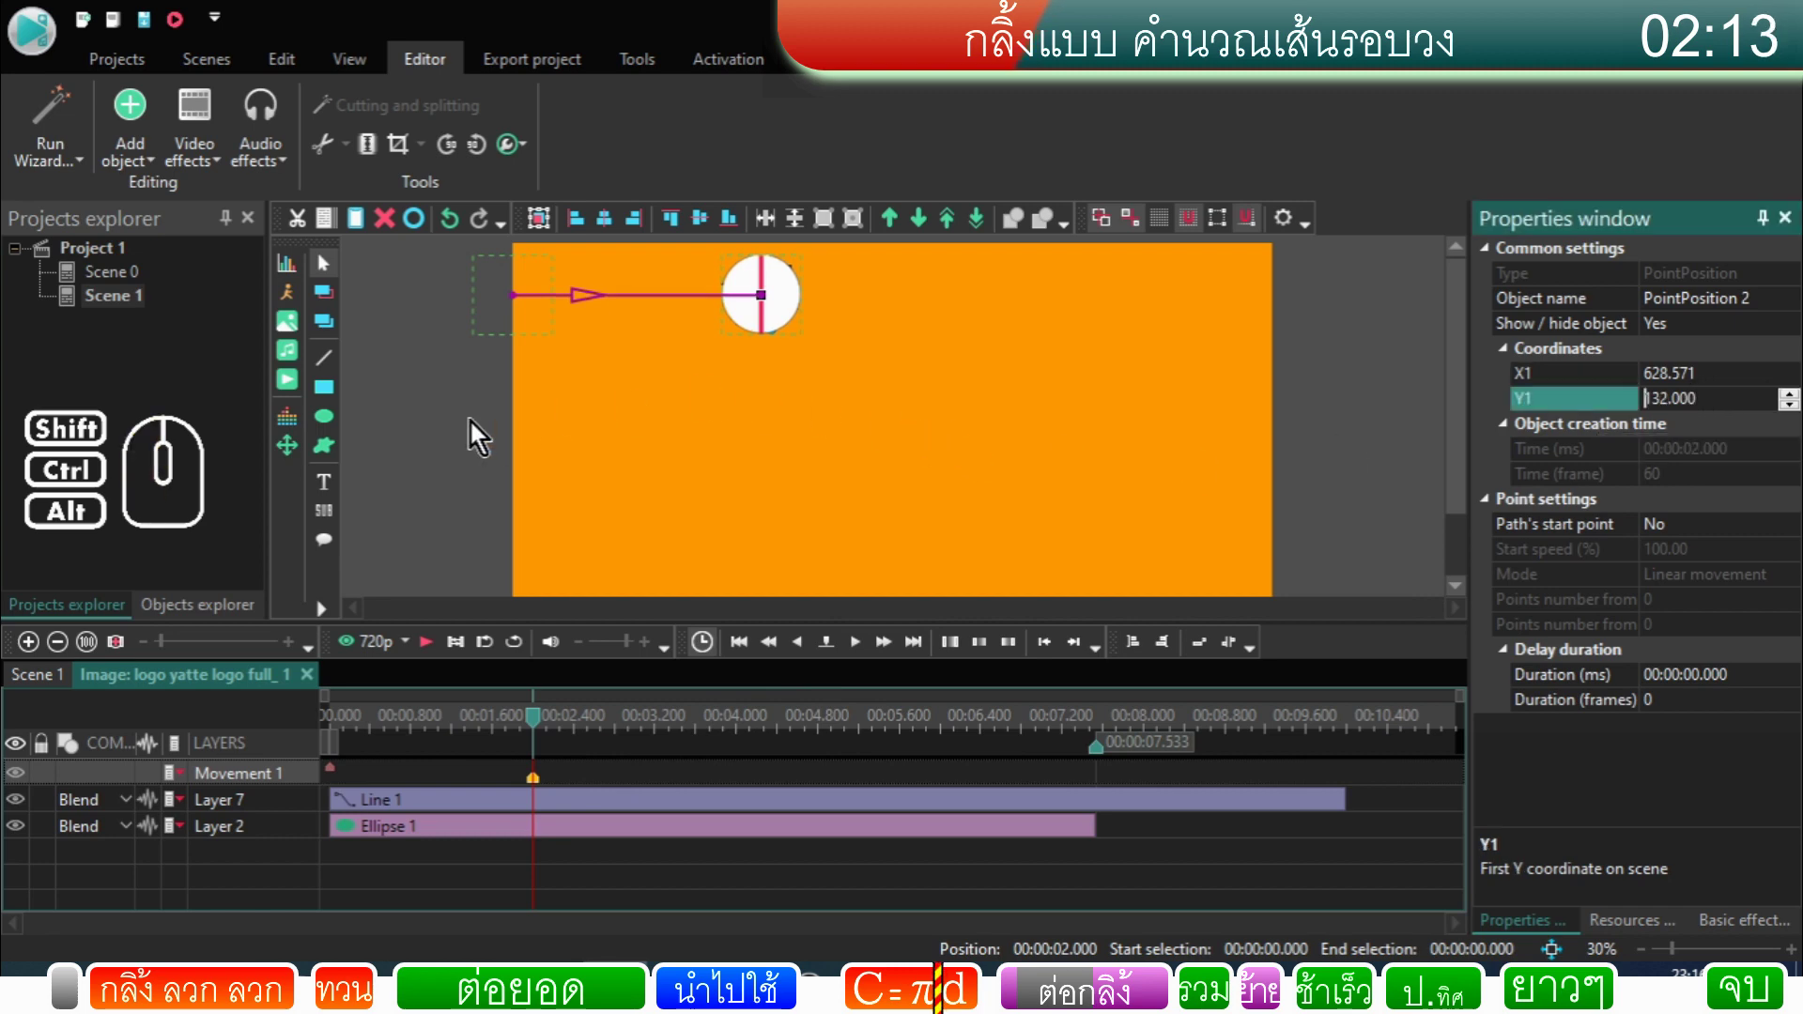
left_click(475, 430)
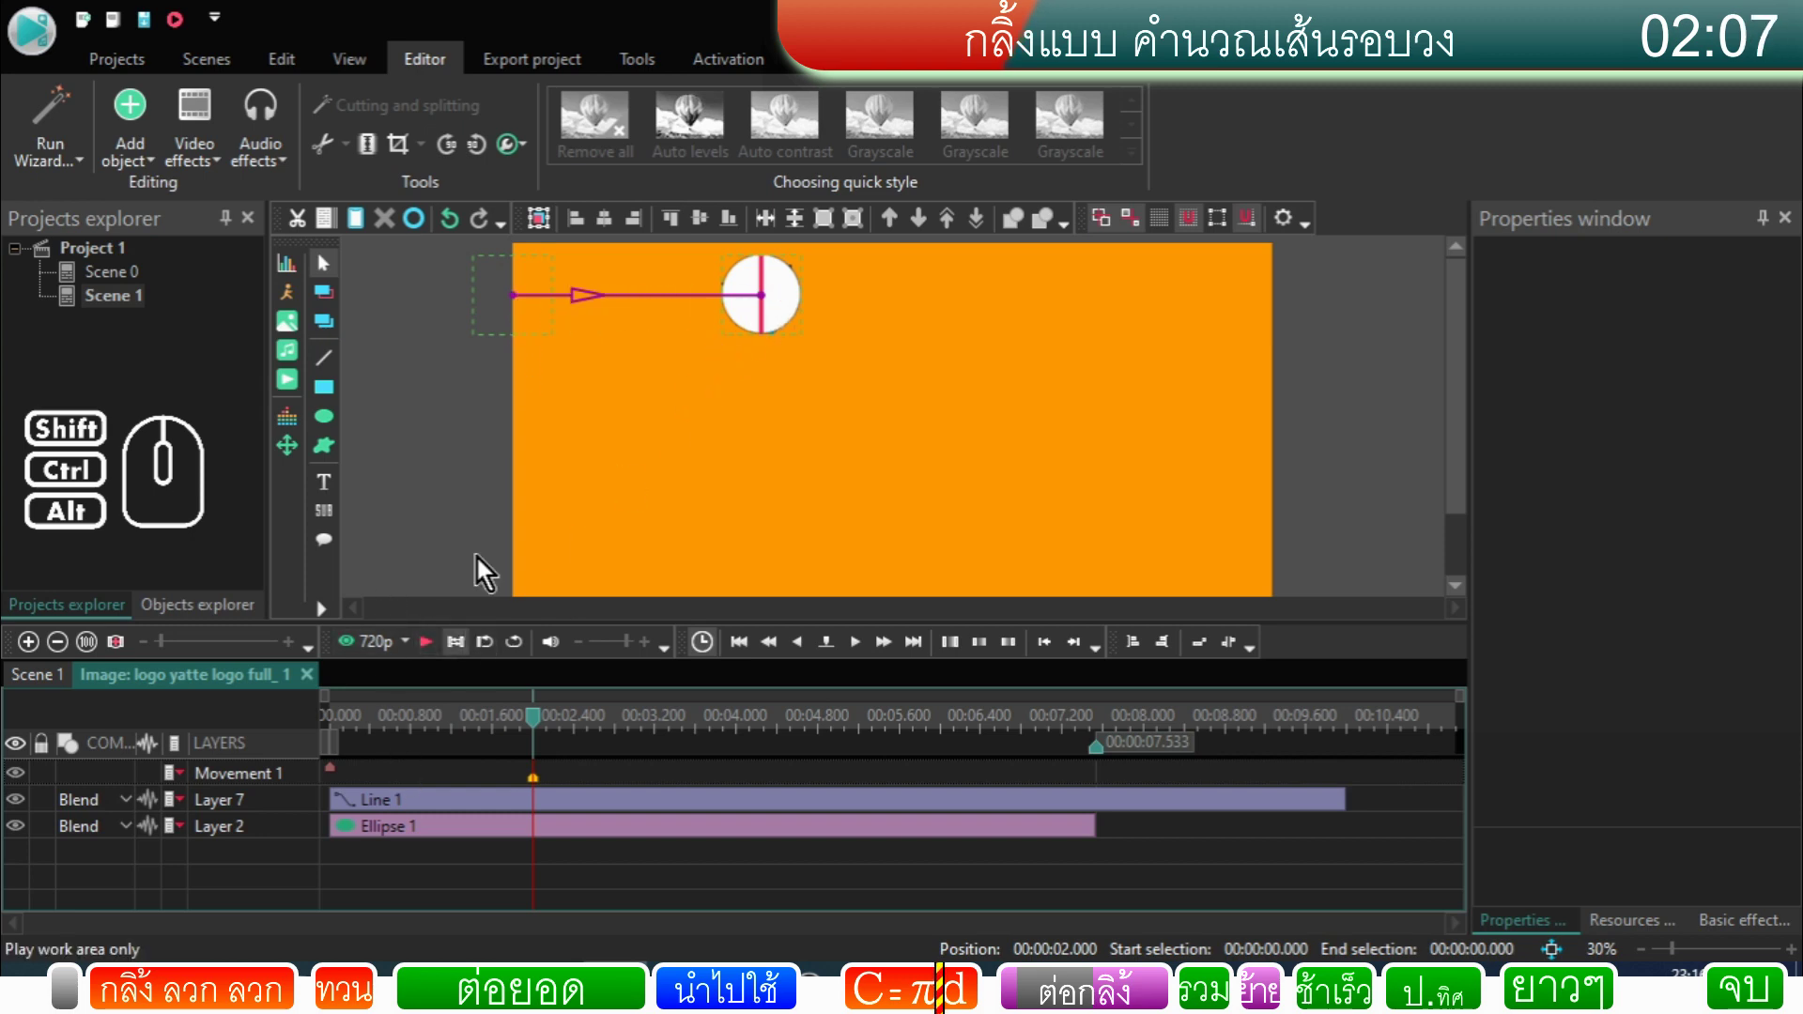
Step: Add a Rotate effect to the logo lasting 61 frames and preview it
left_click(218, 159)
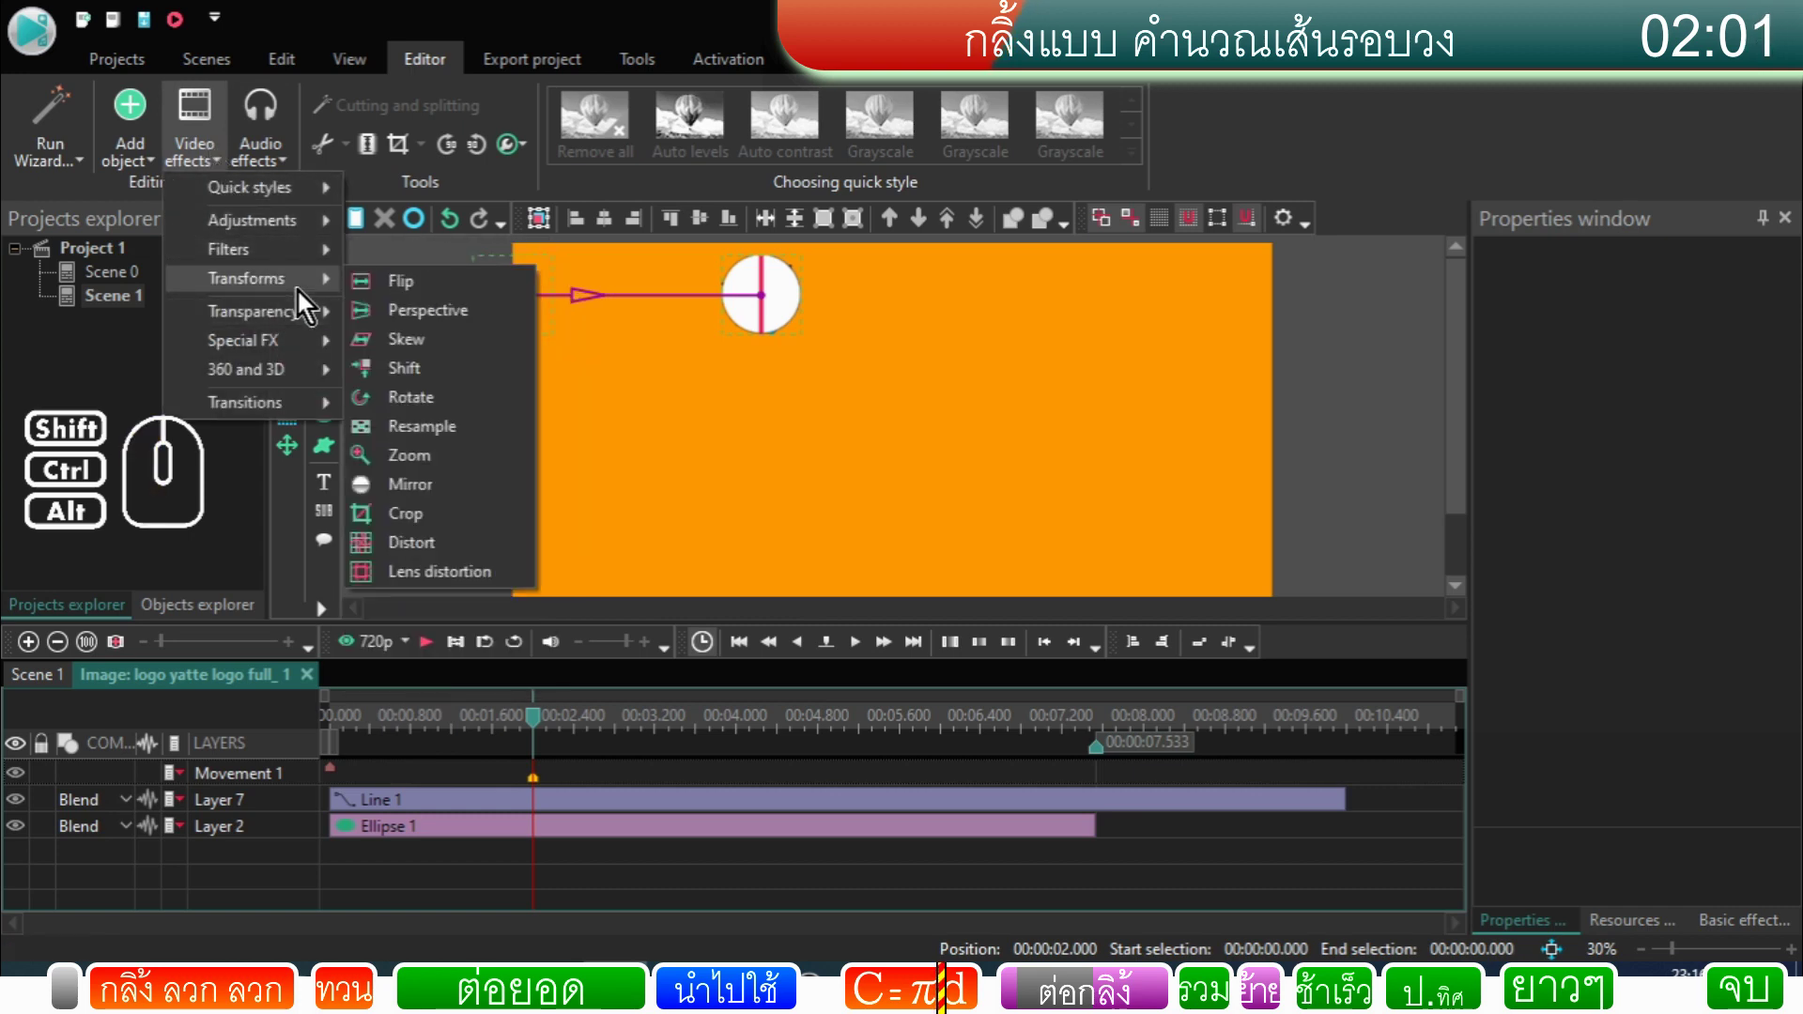
left_click(419, 416)
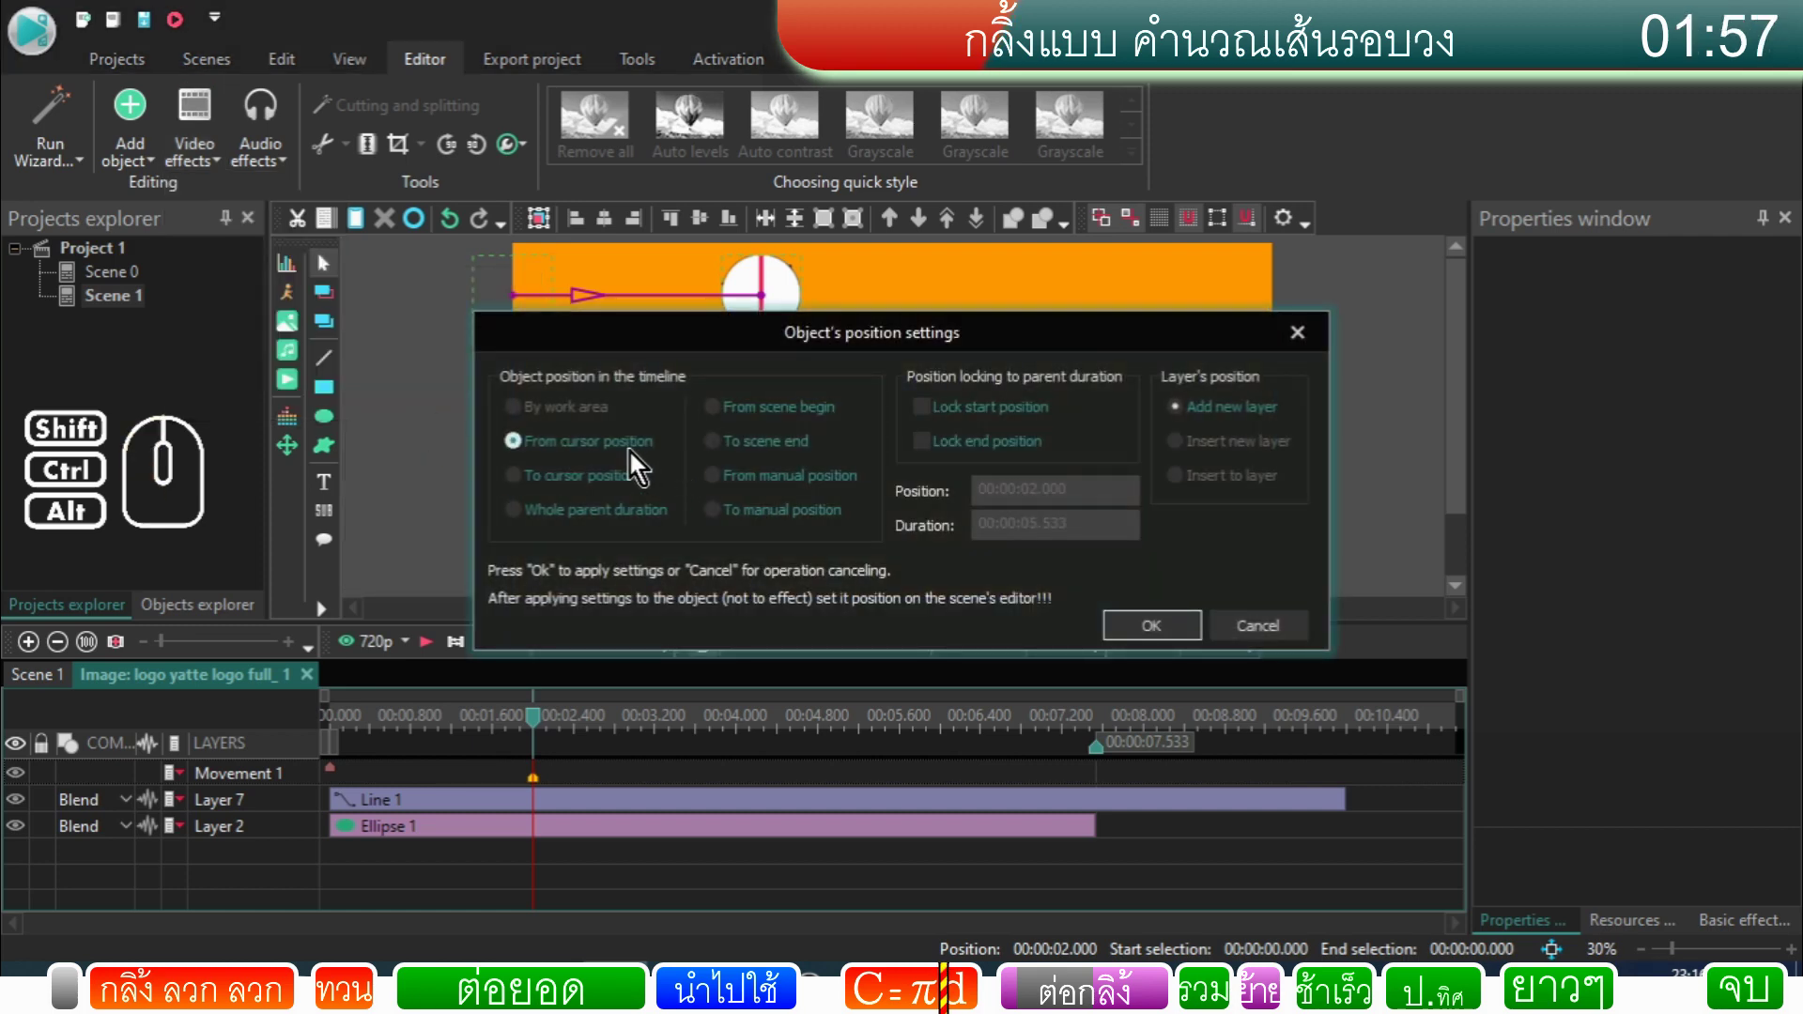
left_click(624, 478)
left_click(1178, 634)
left_click(520, 812)
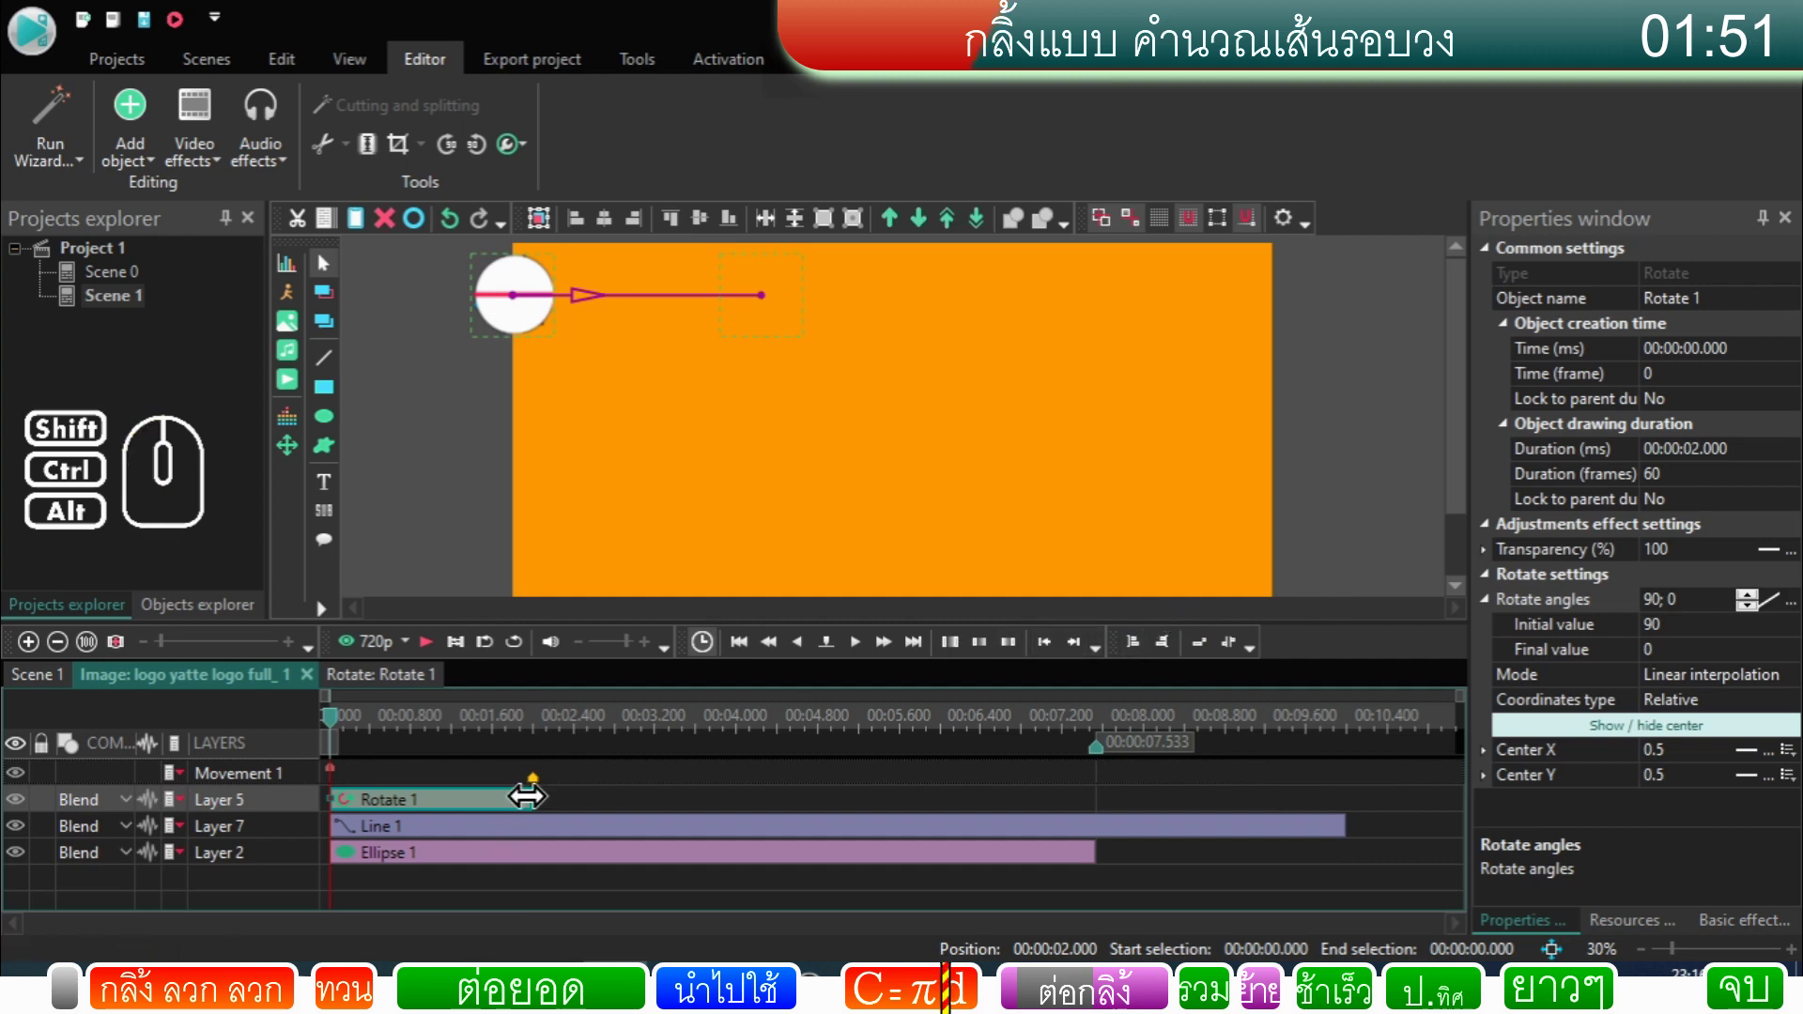
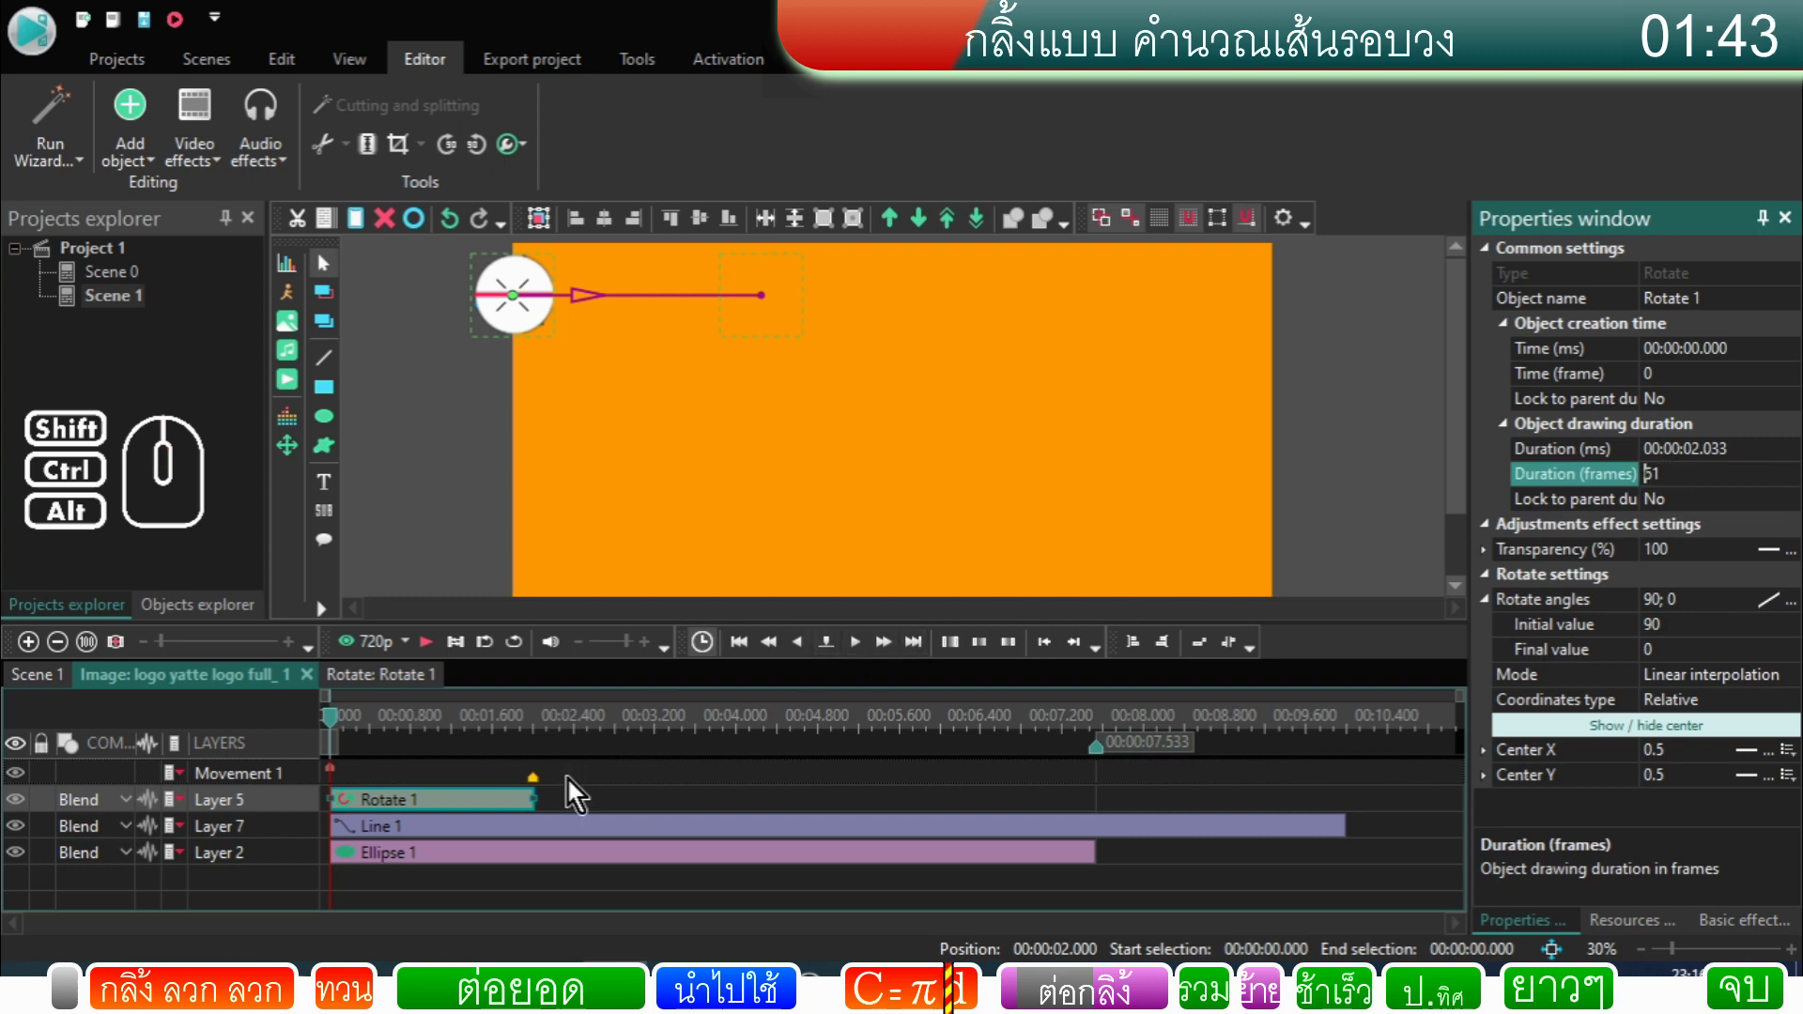
left_click(578, 789)
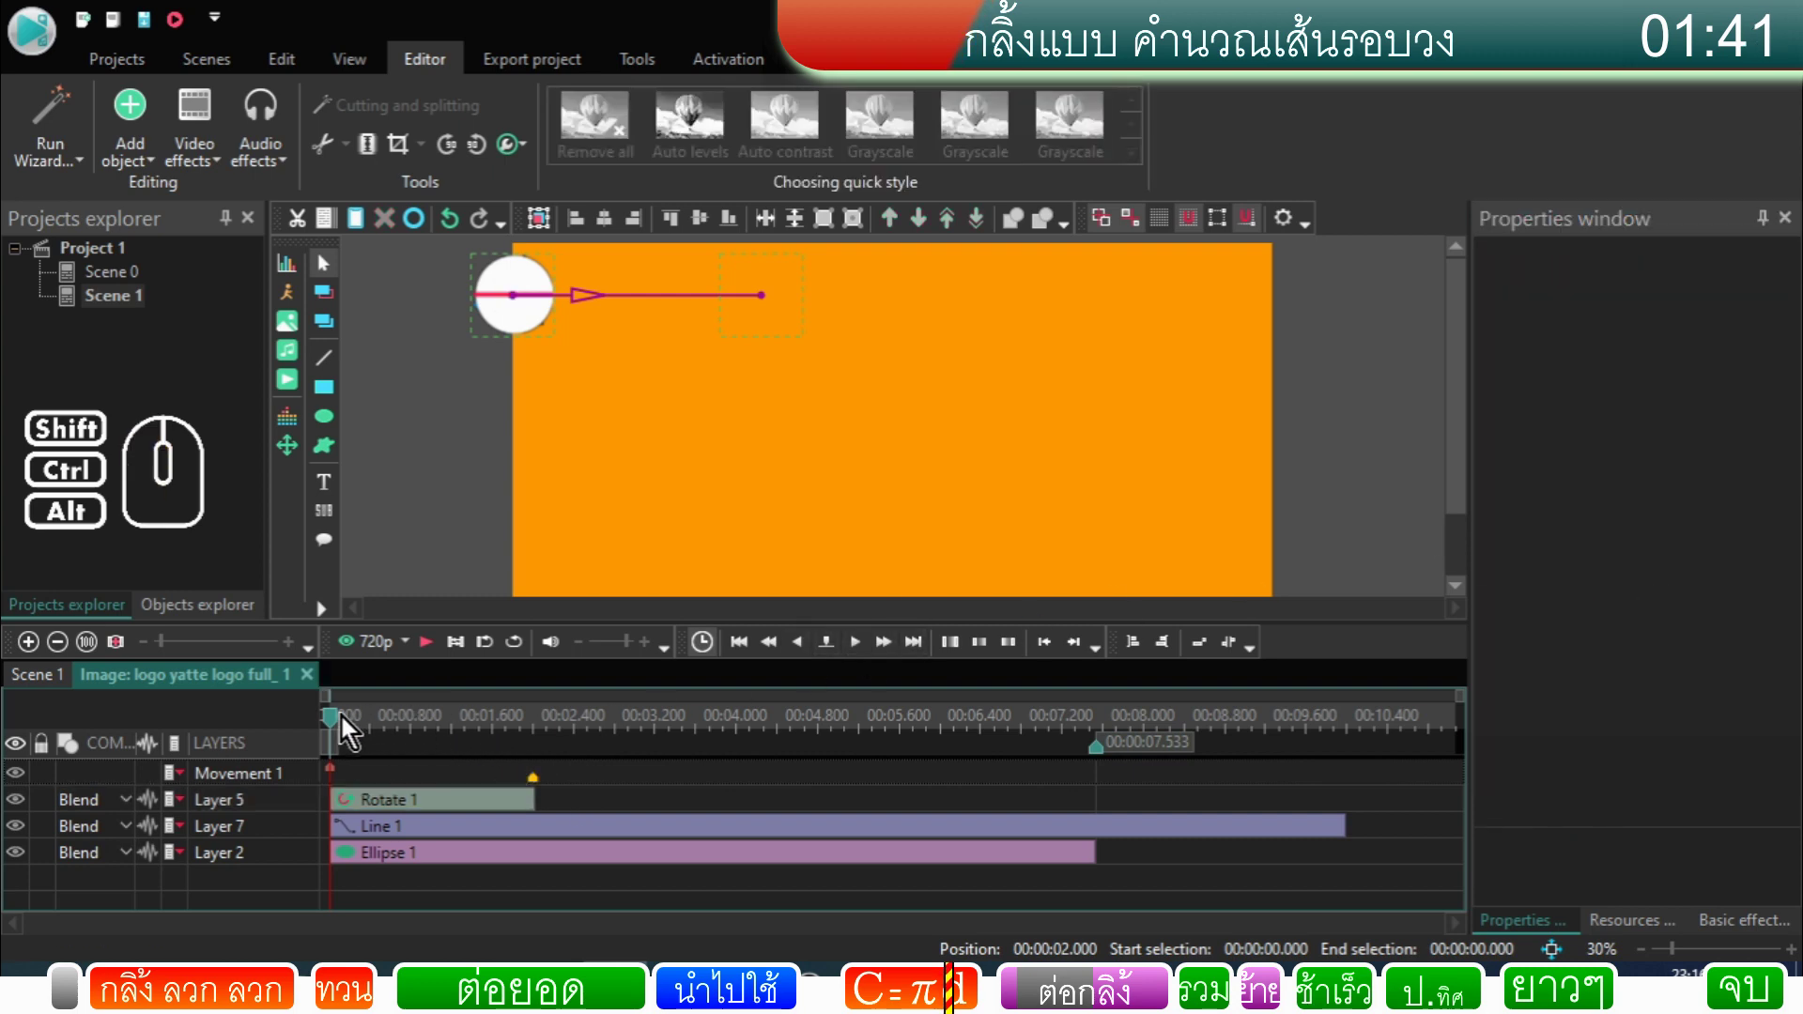
left_click(440, 657)
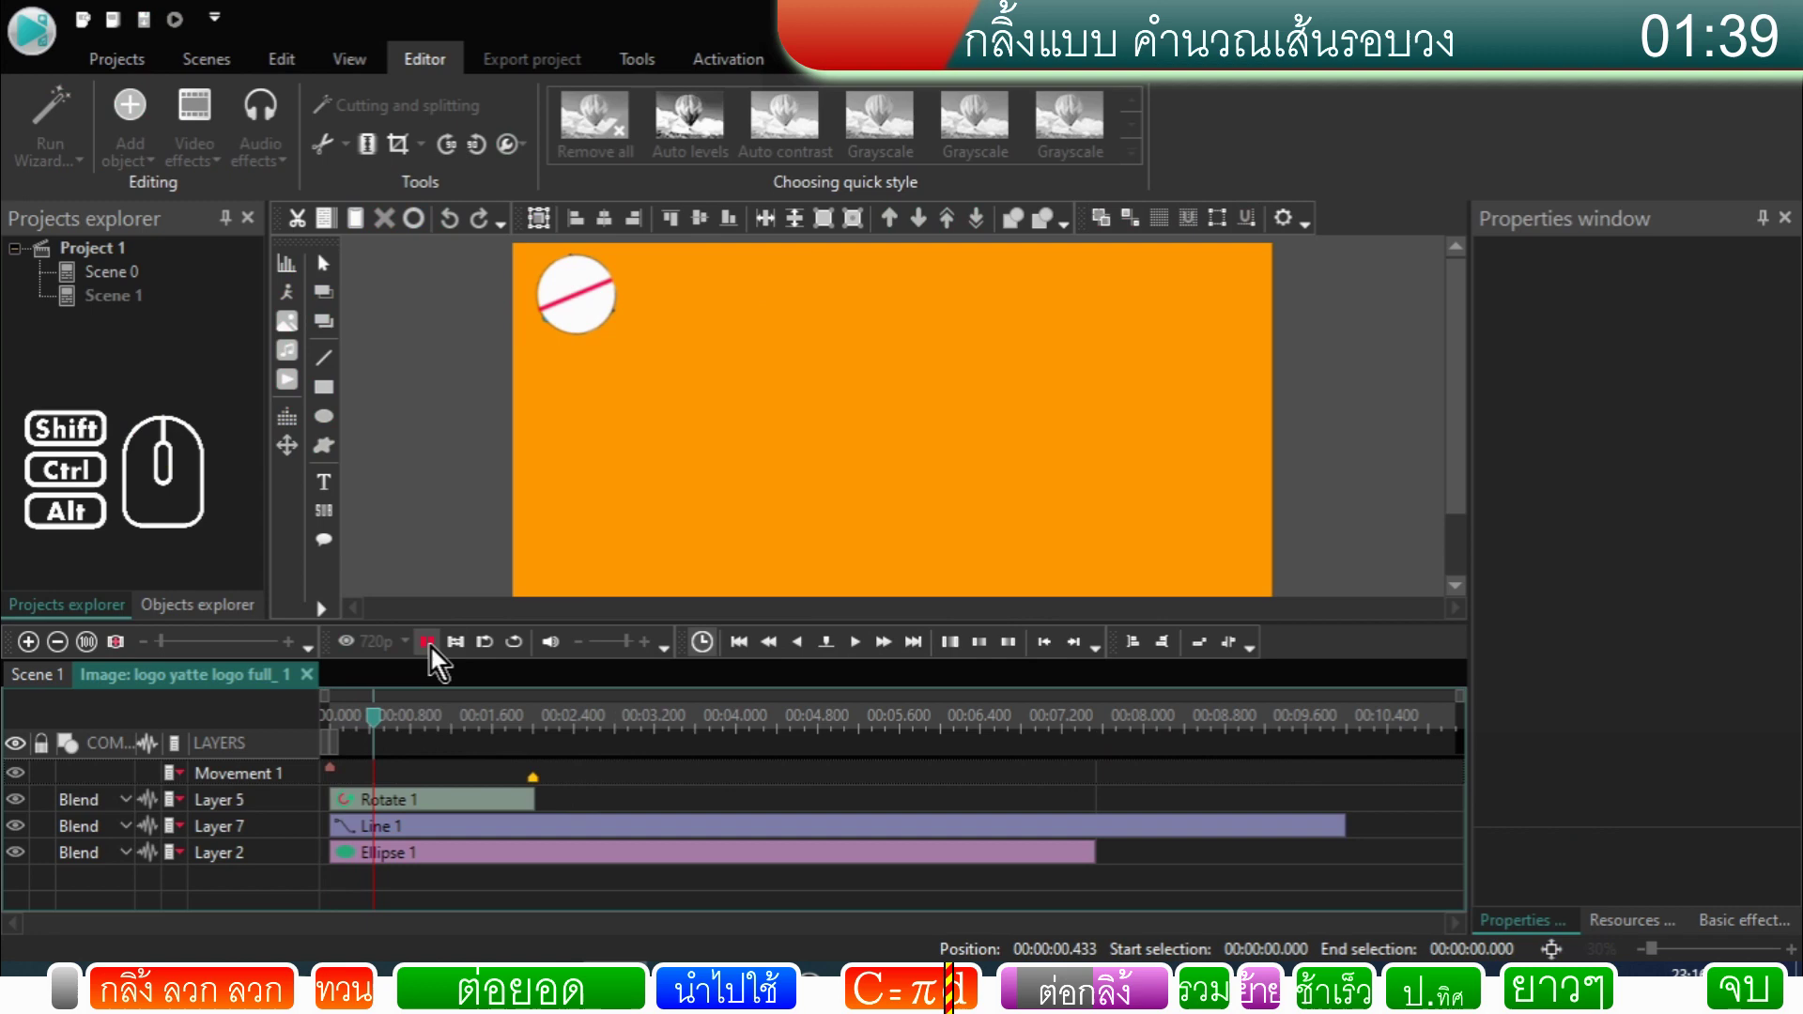
left_click(440, 656)
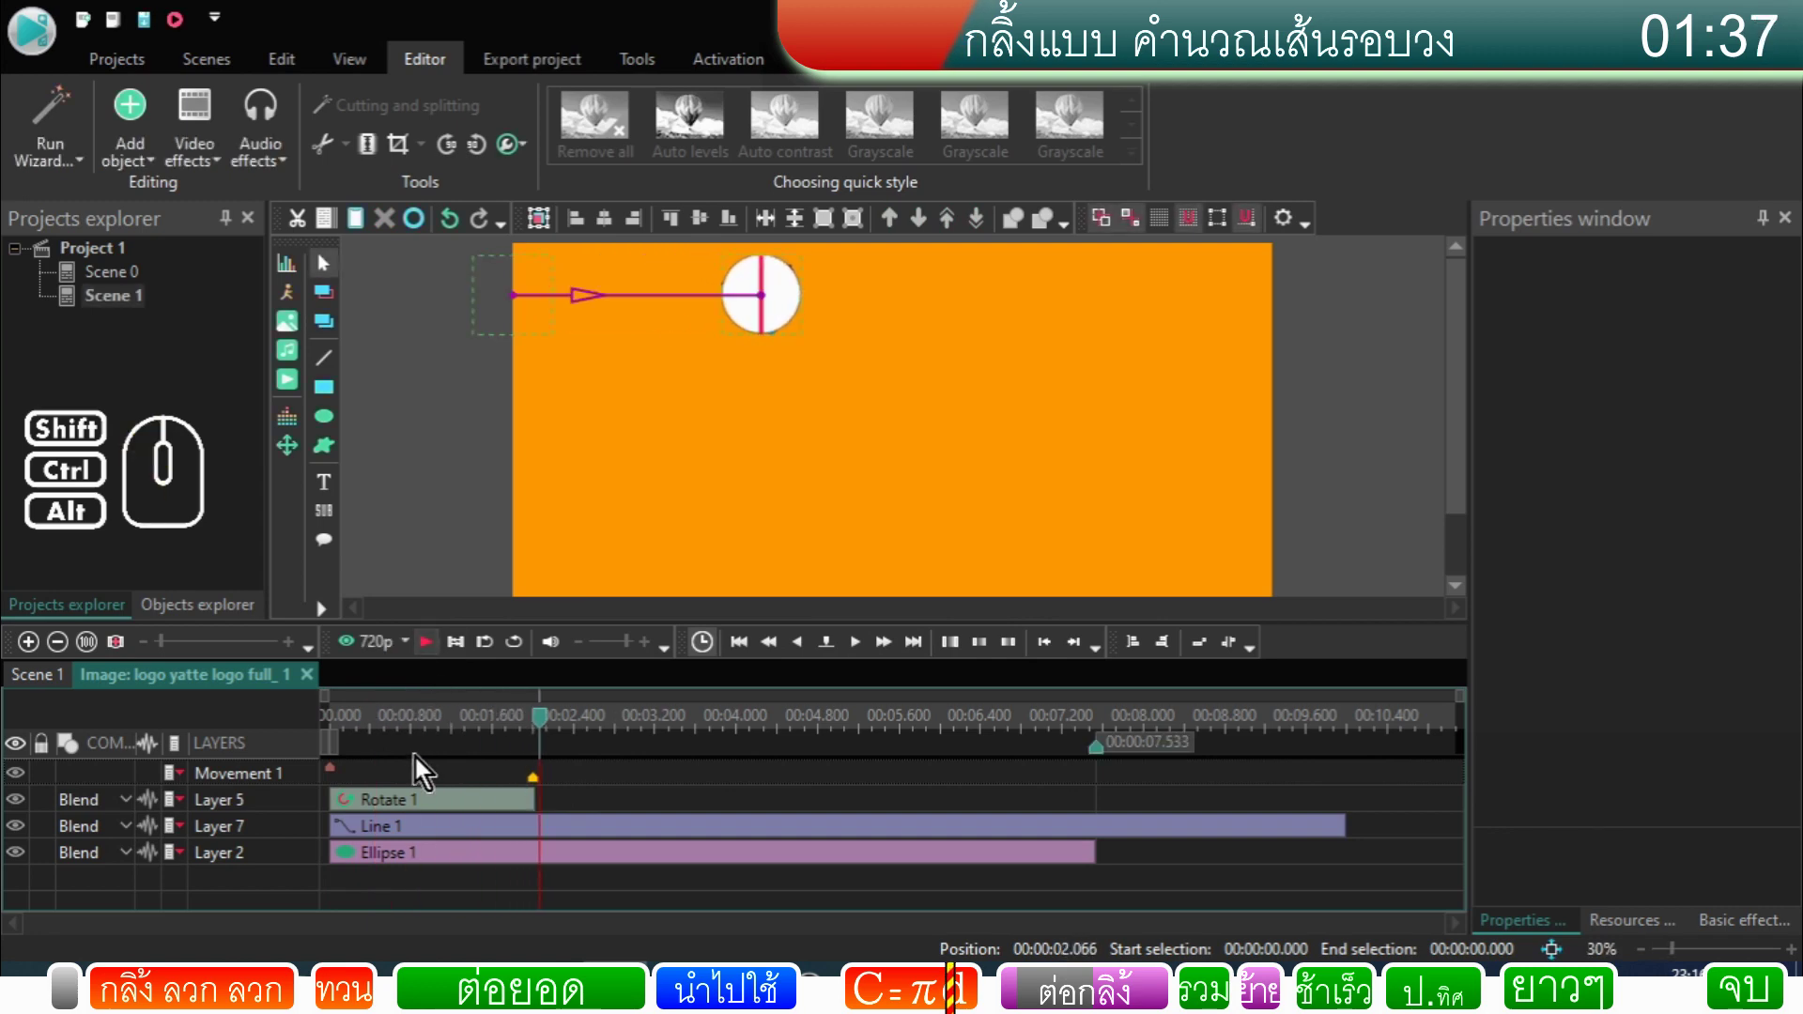
Step: Set the rotation angles to 0;360 and preview the spinning roll
left_click(414, 809)
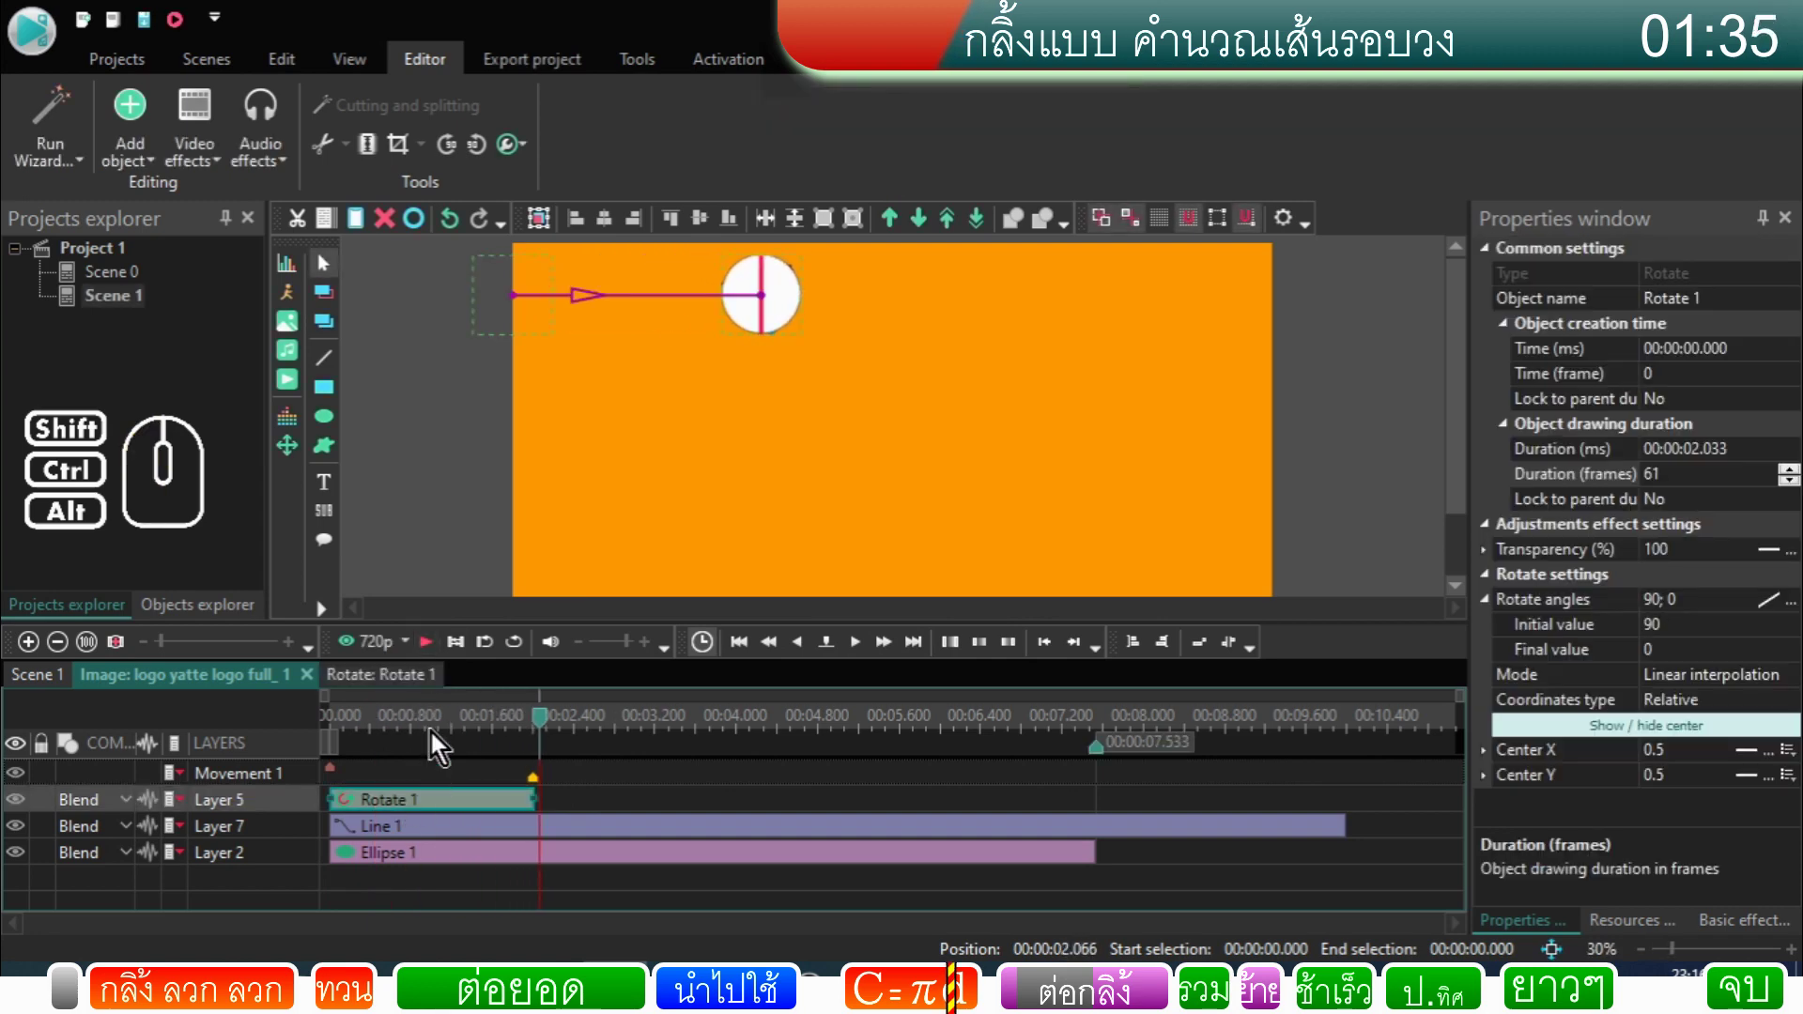
left_click(440, 735)
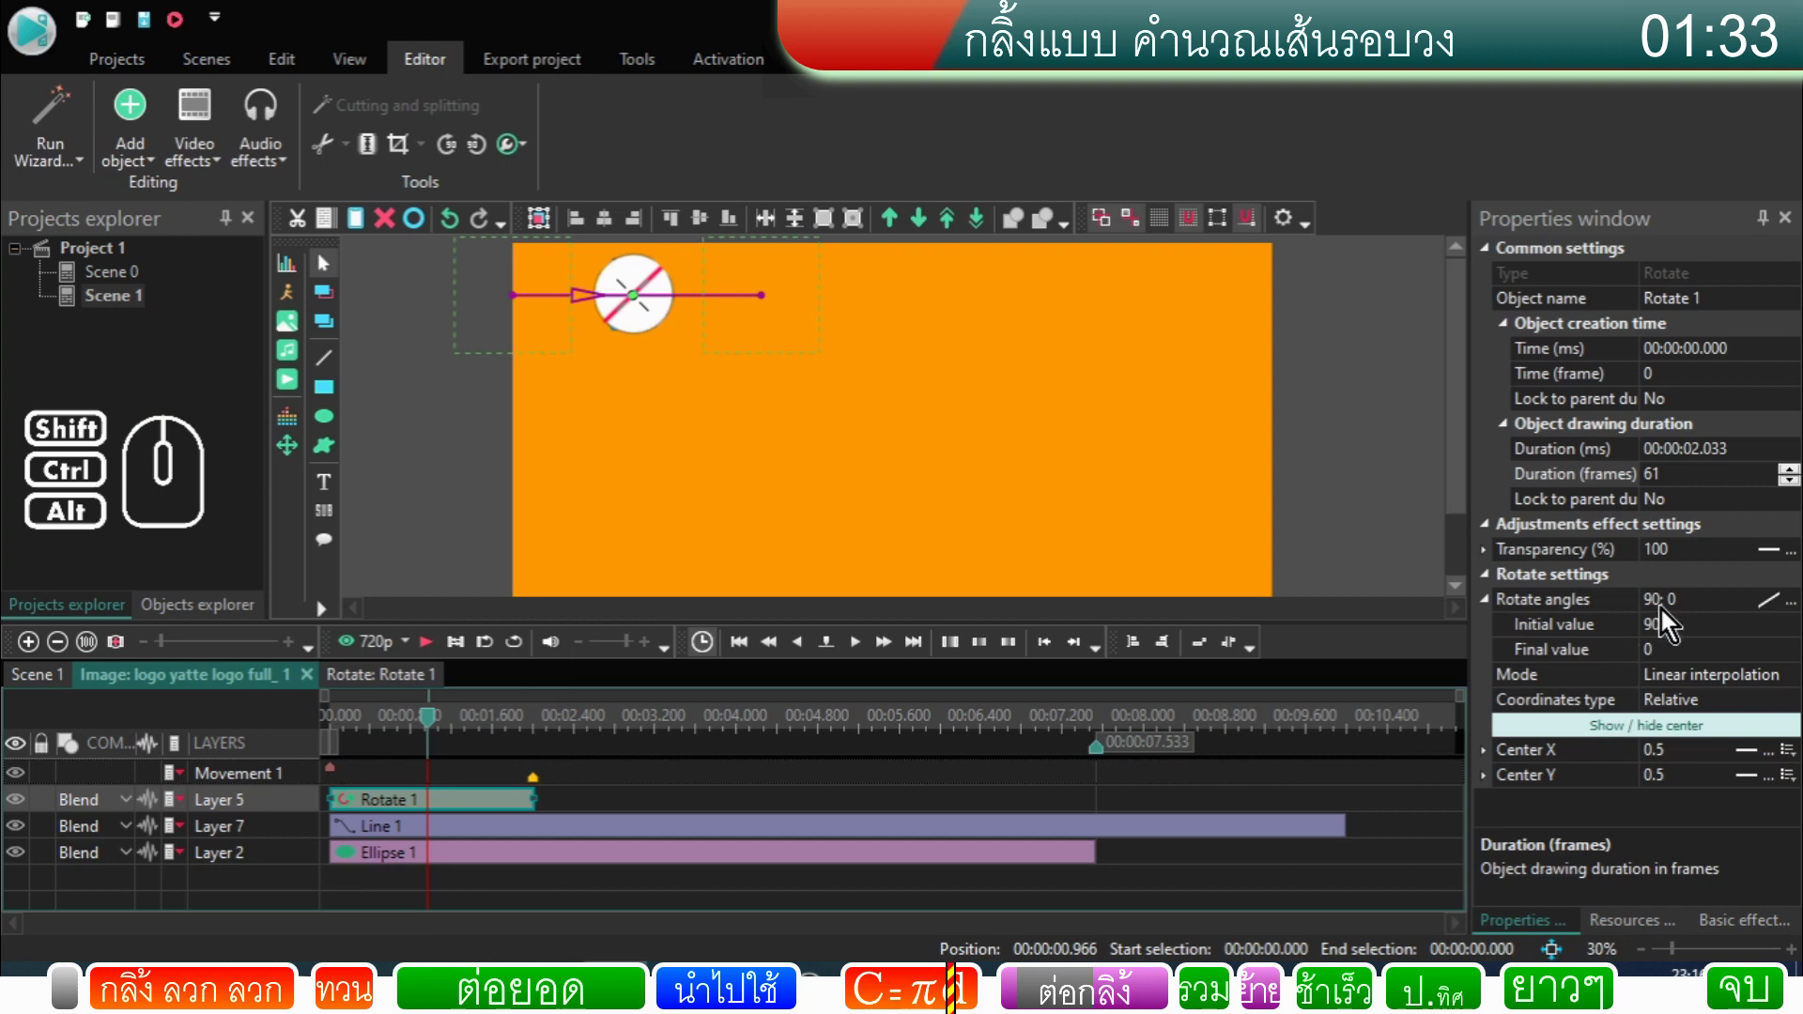
double_click(1691, 615)
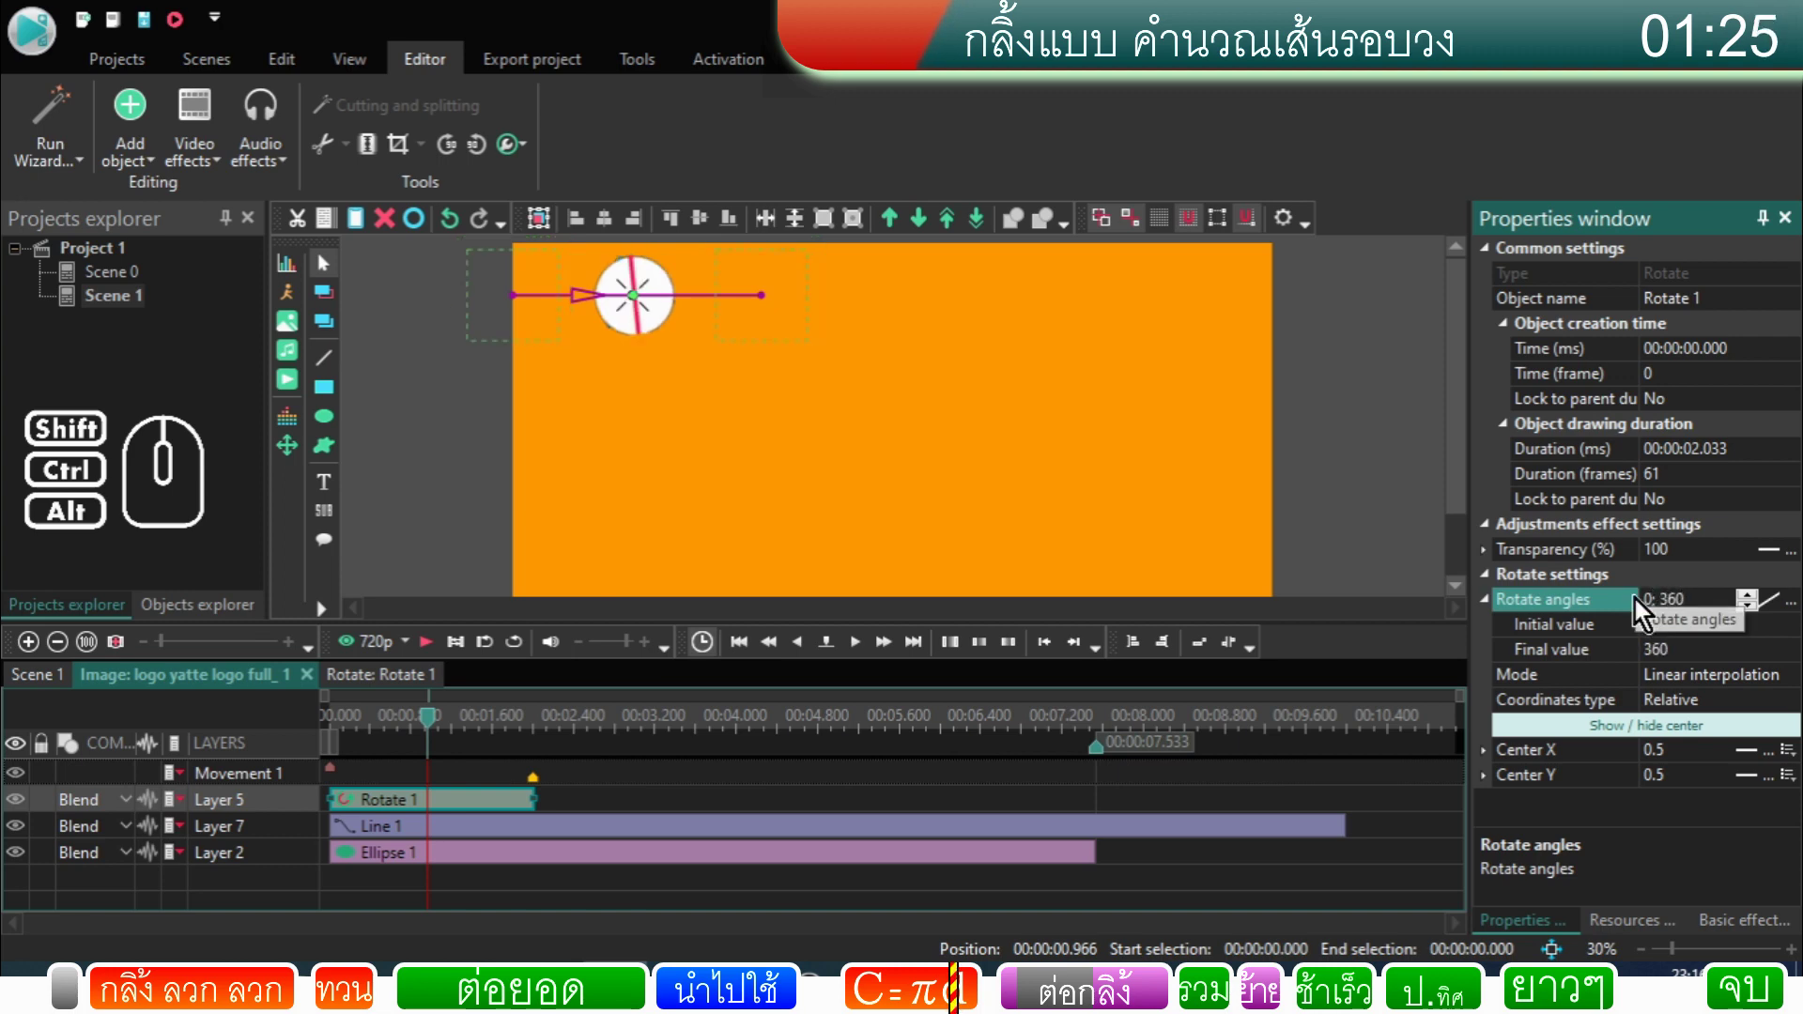
left_click_drag(432, 726, 297, 753)
left_click(439, 659)
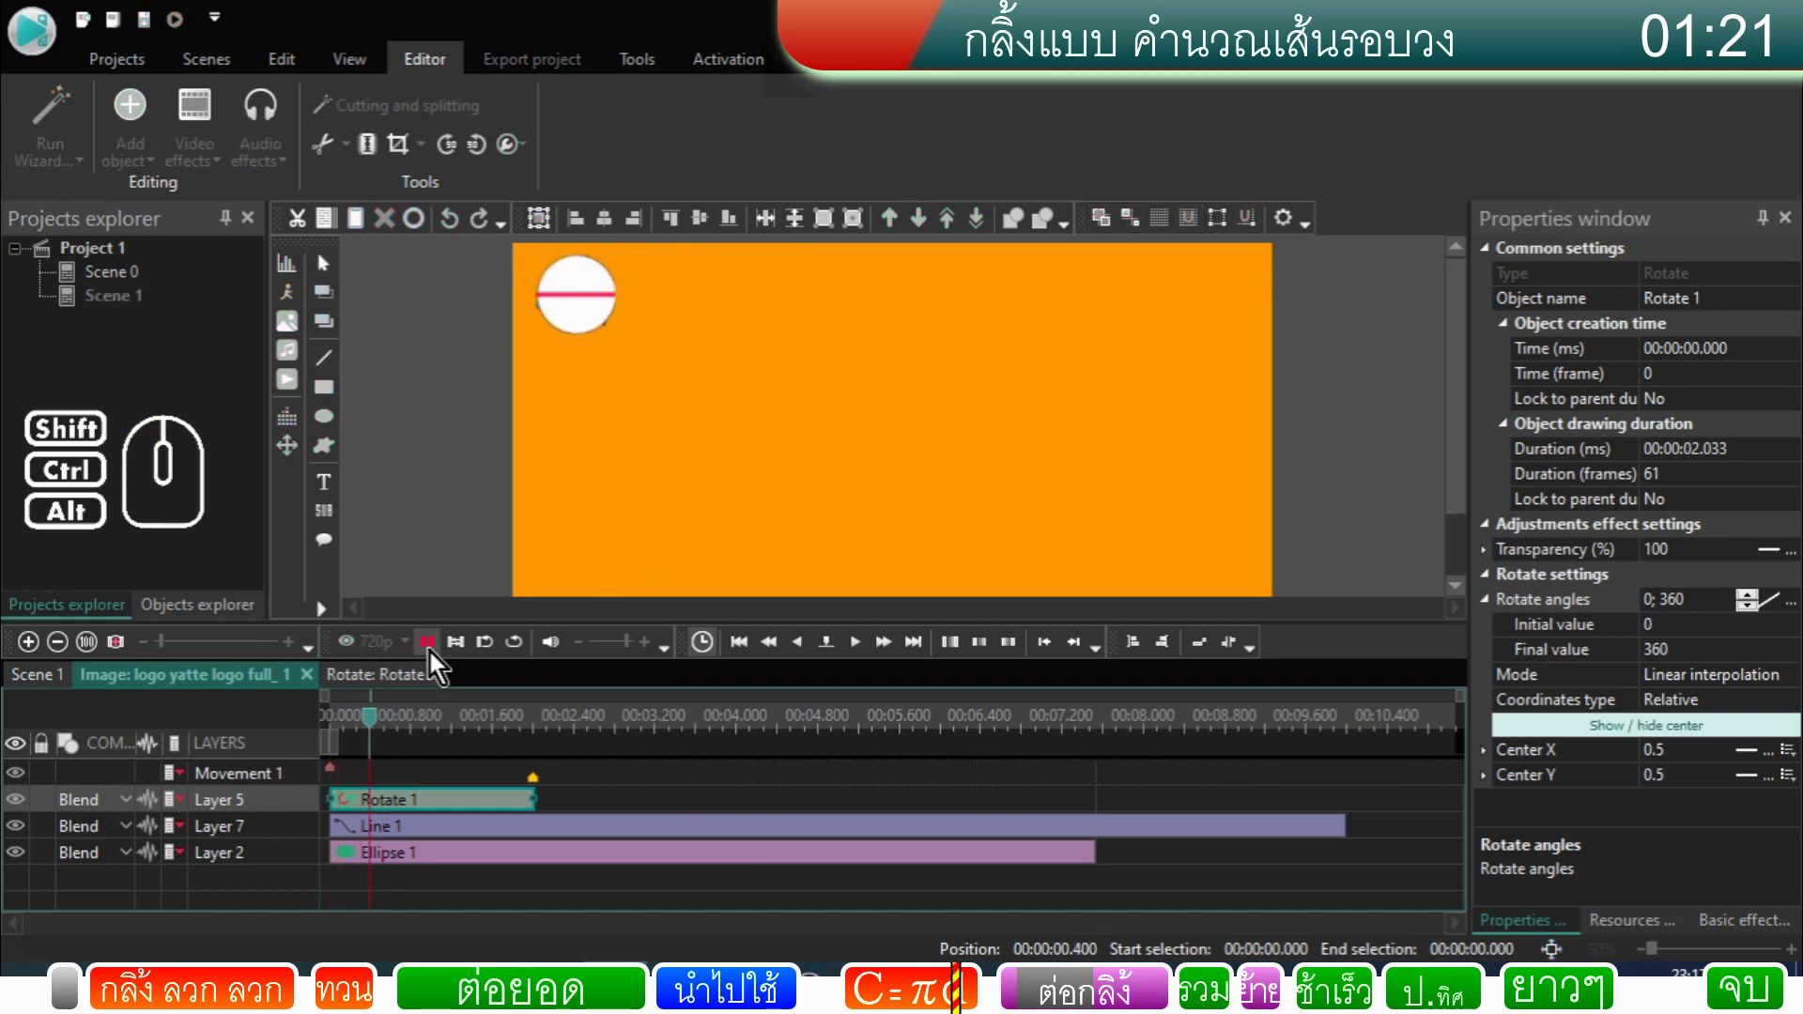
left_click(438, 660)
left_click(440, 728)
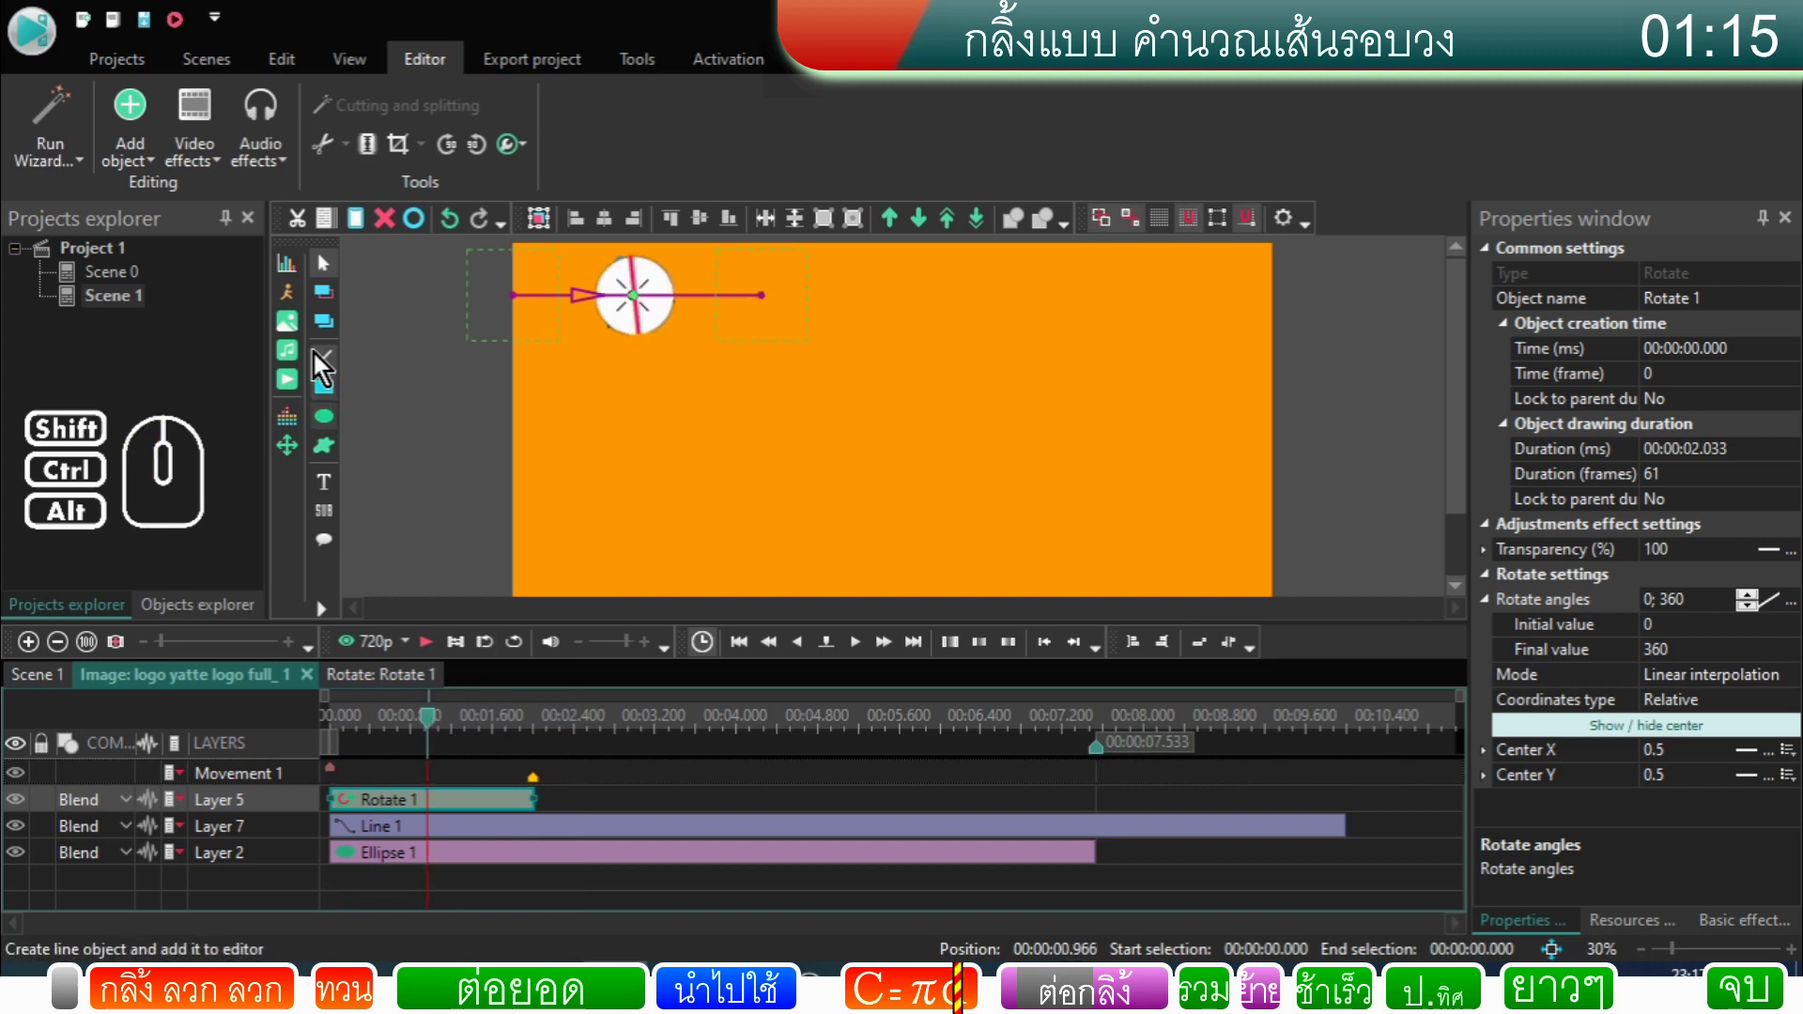
Step: Place a new rectangle shape in the scene
left_click(335, 394)
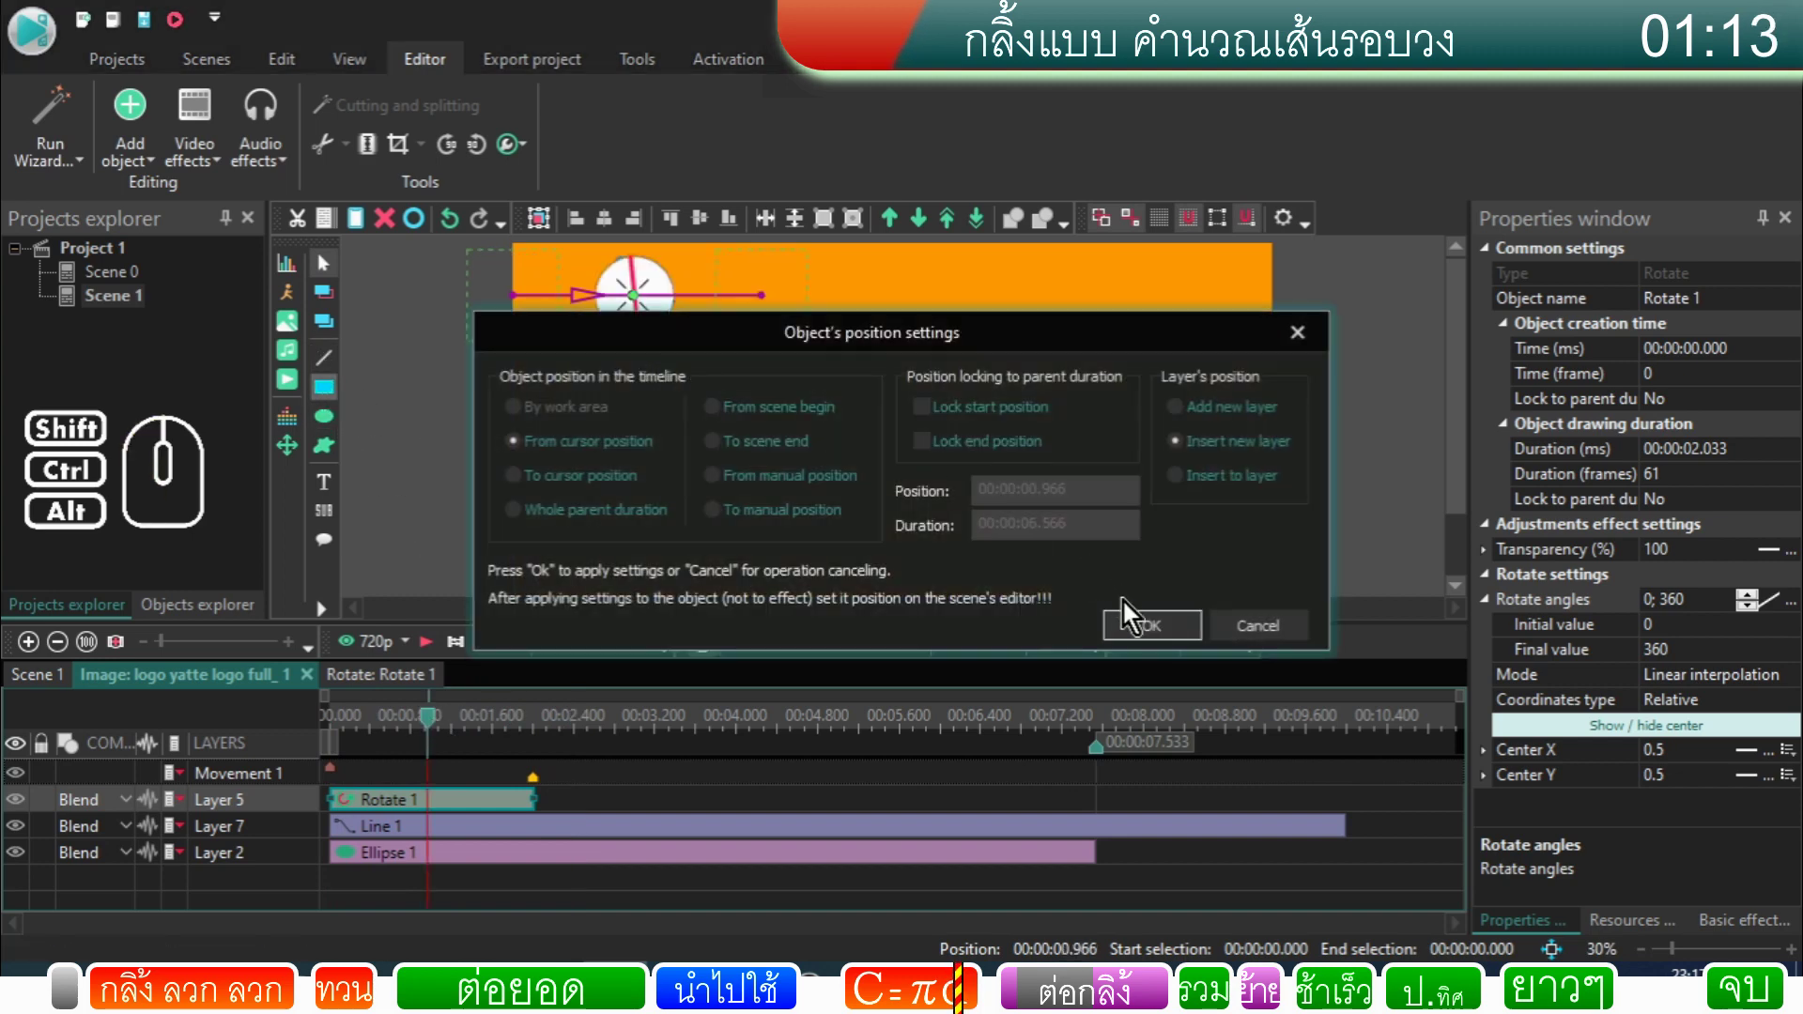
left_click(1143, 638)
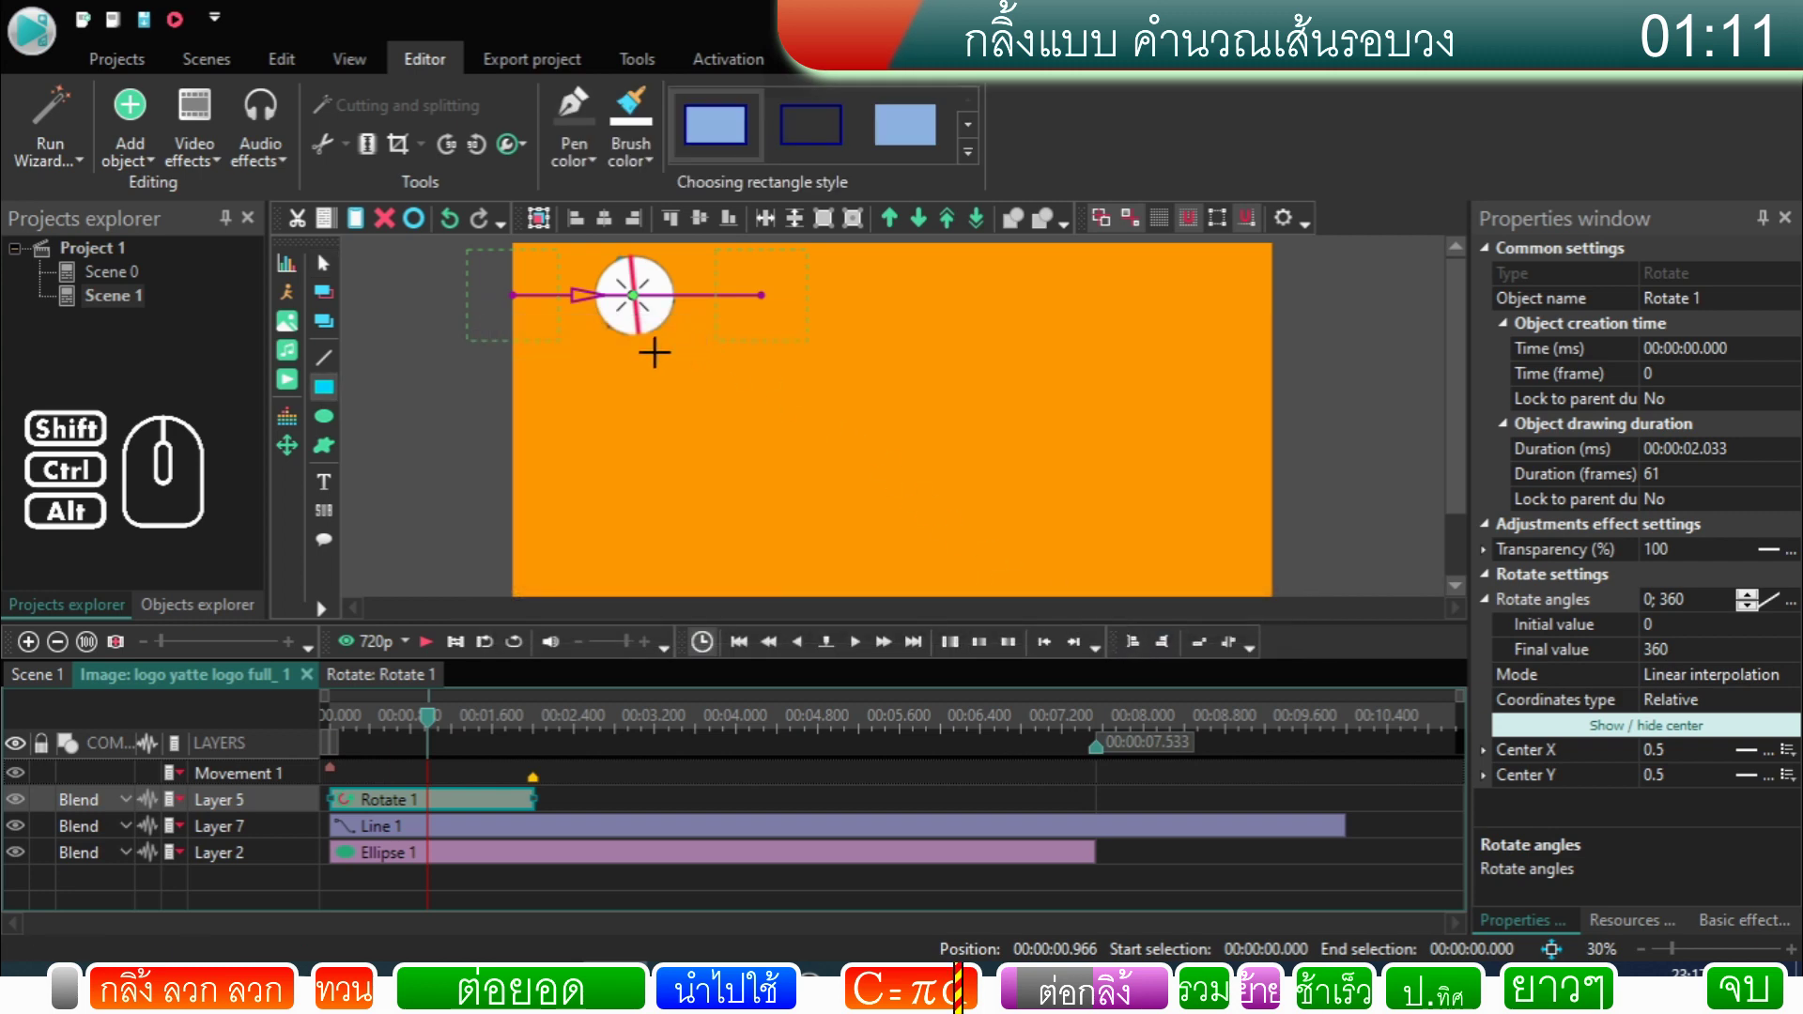
Step: Back on the Scene 1 timeline, adjust the white rectangle and drag its clip to start at 0
left_click(64, 682)
left_click(677, 452)
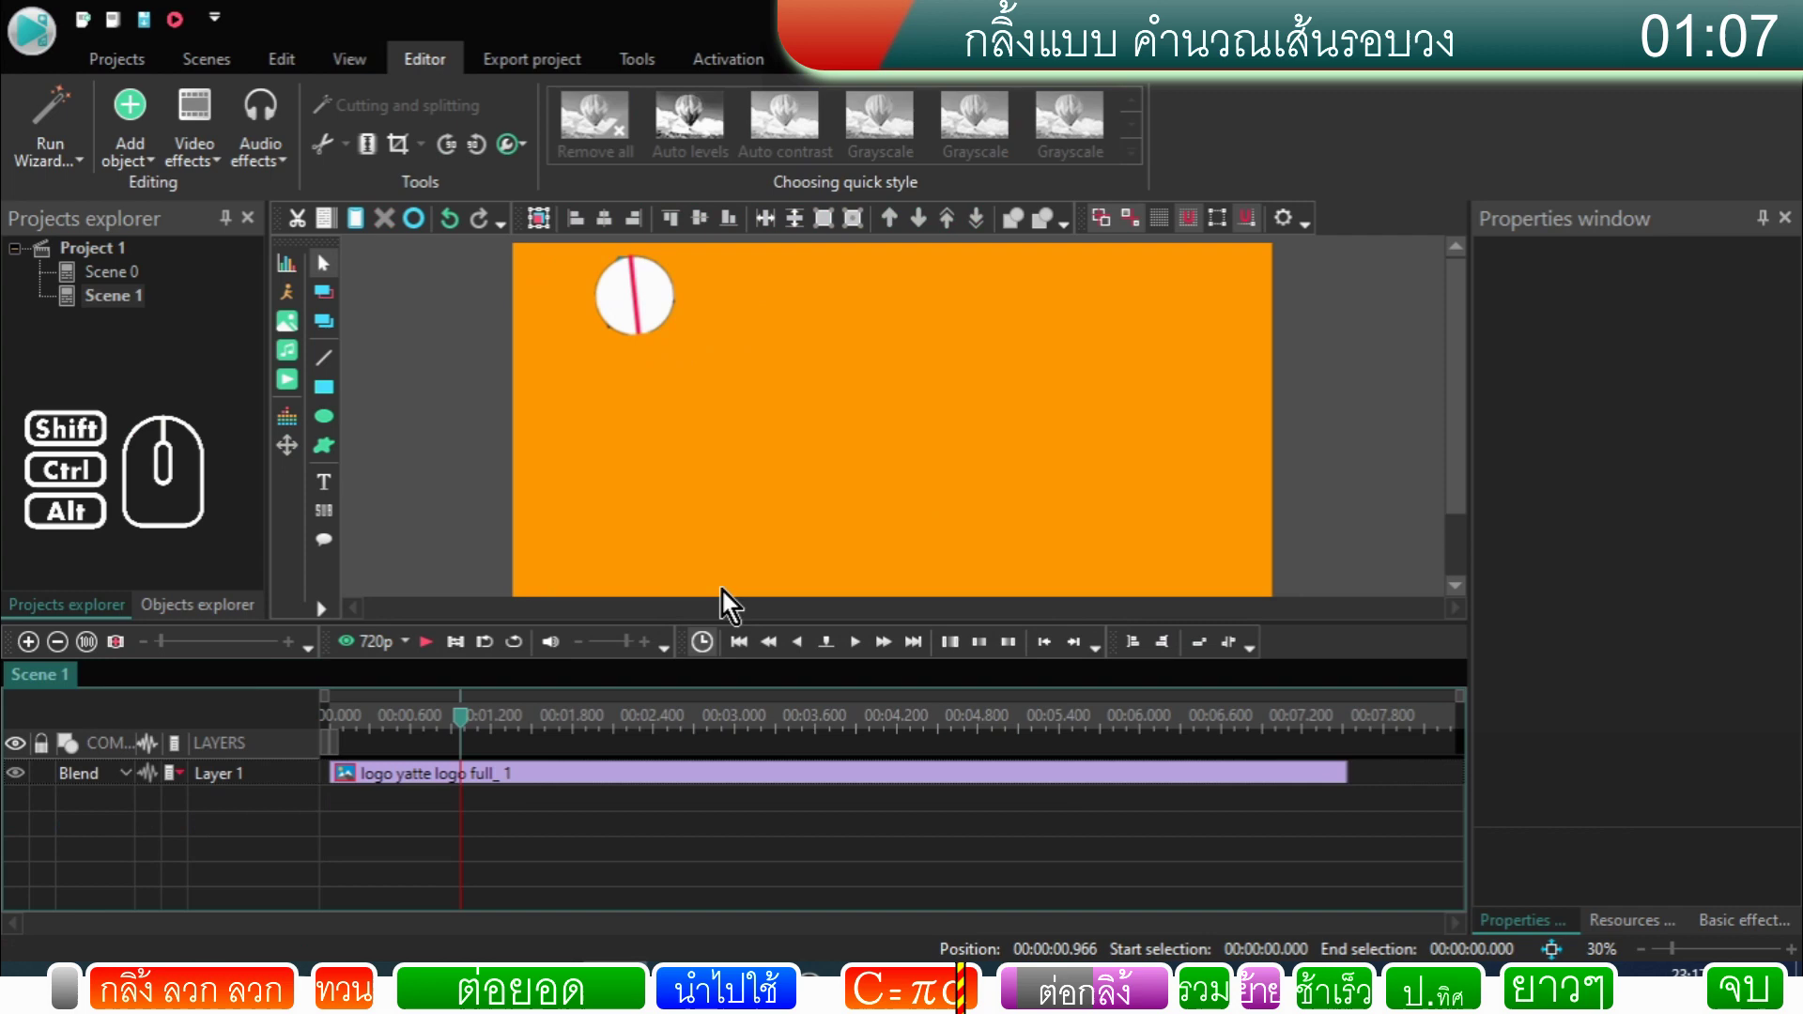
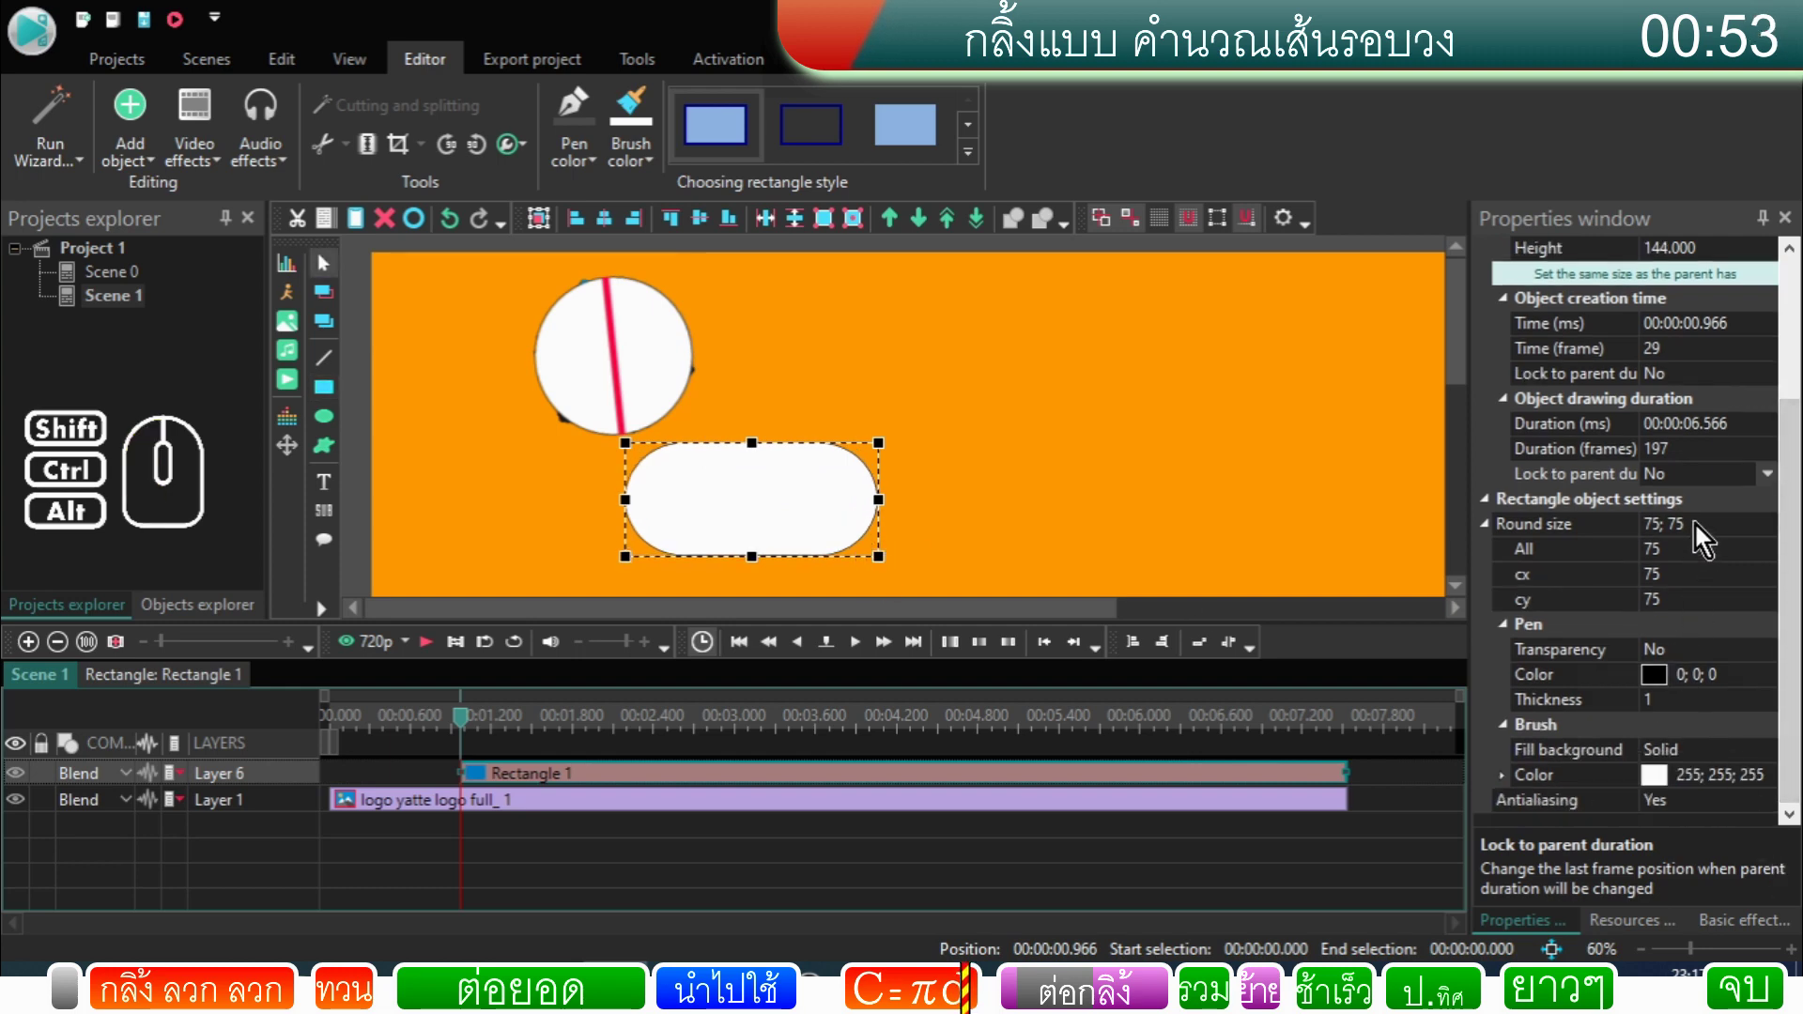
left_click_drag(1699, 529, 1467, 555)
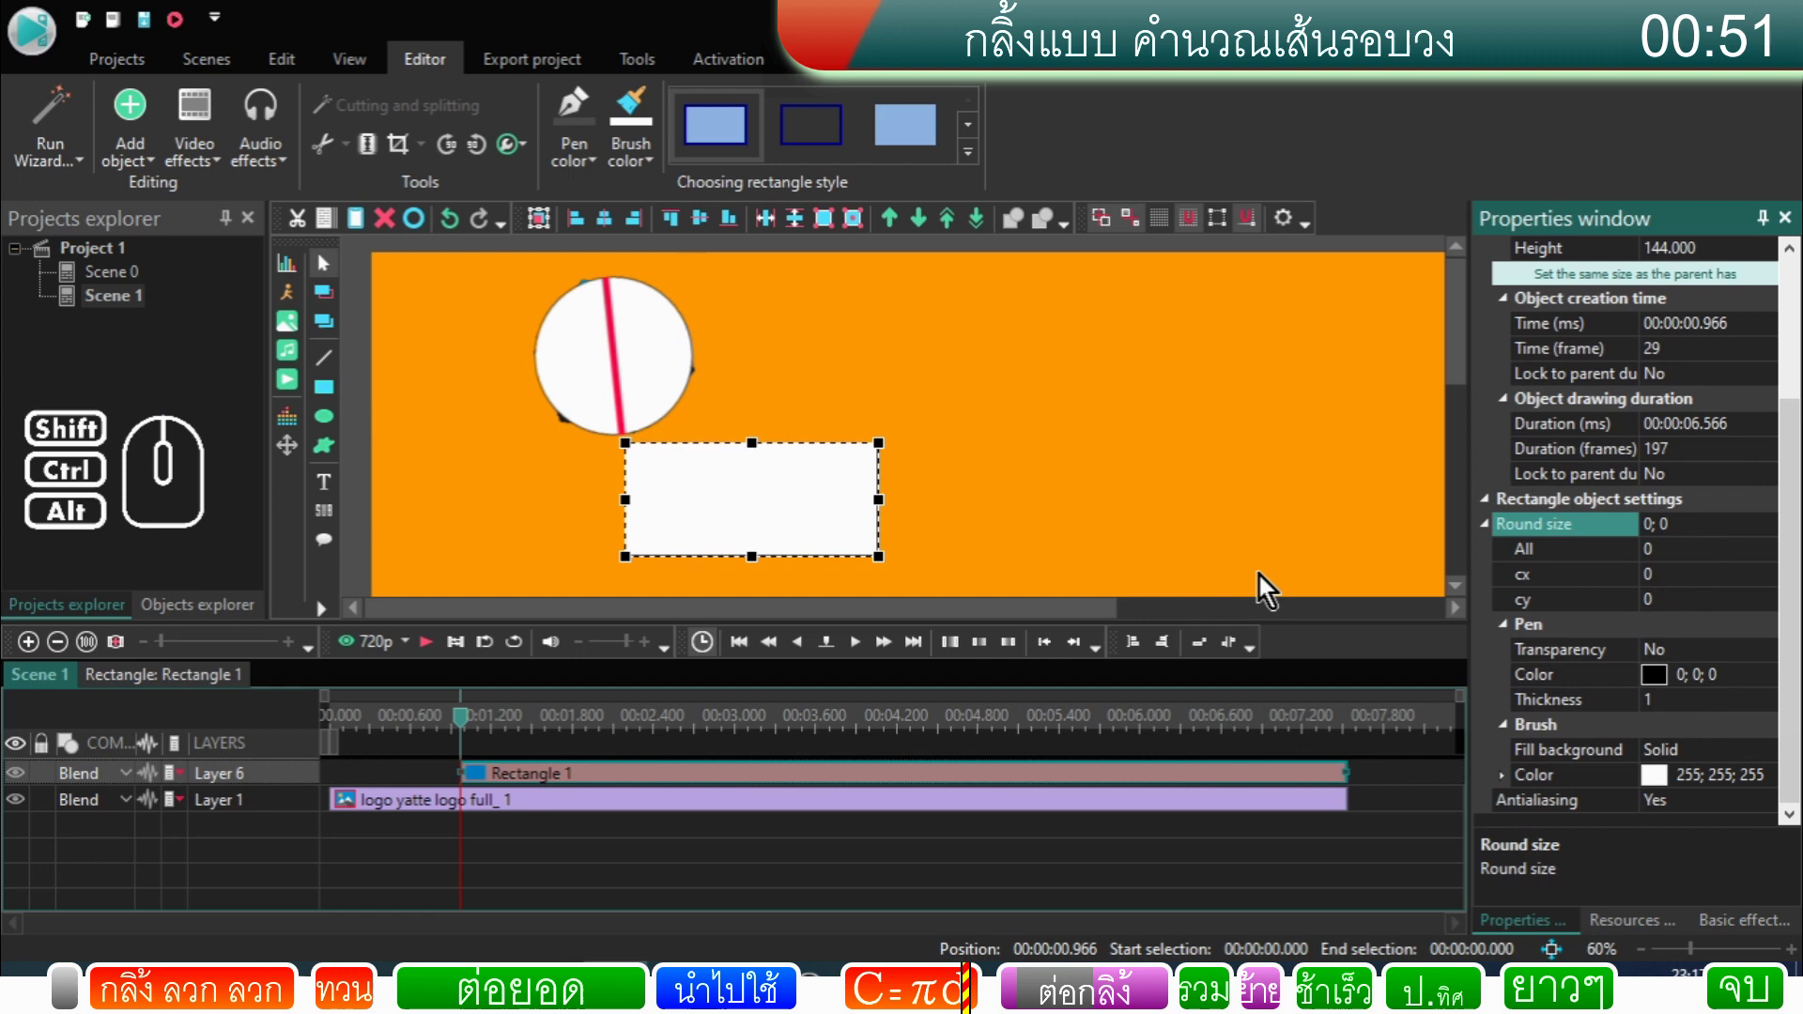
left_click(778, 522)
left_click_drag(755, 525, 748, 525)
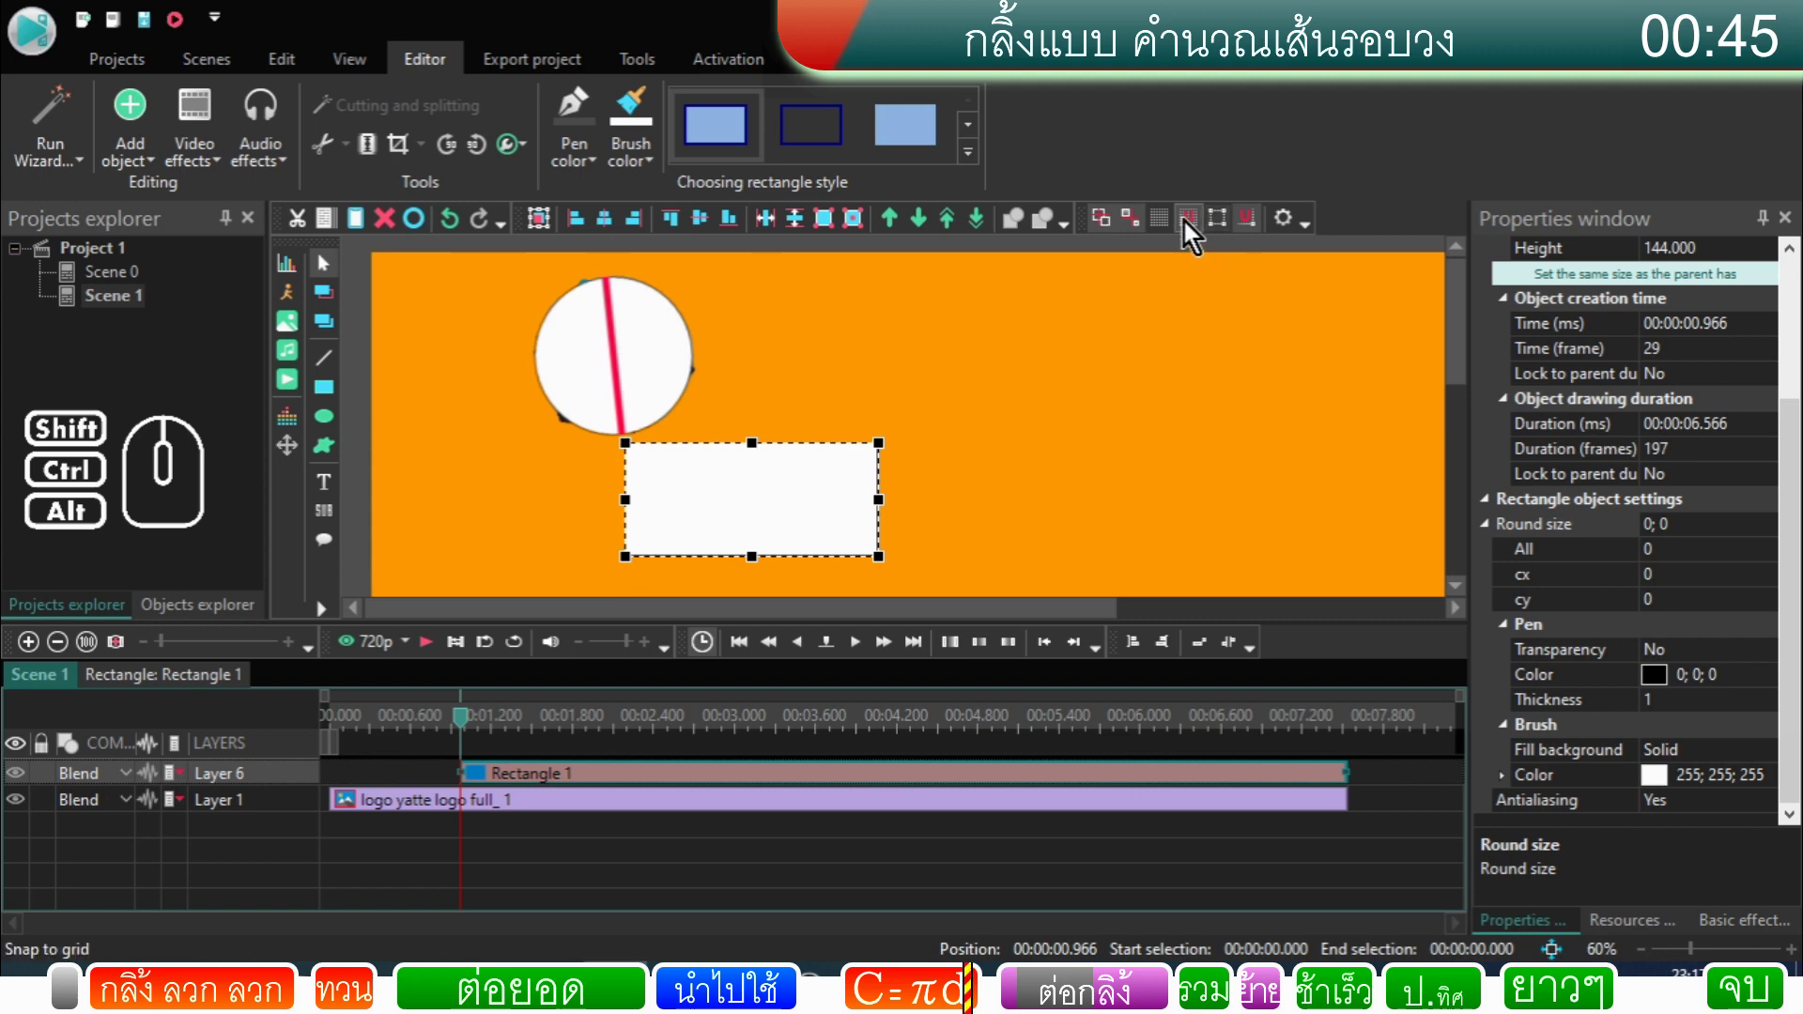
left_click(1192, 235)
left_click(1144, 238)
left_click(1104, 238)
left_click(1257, 239)
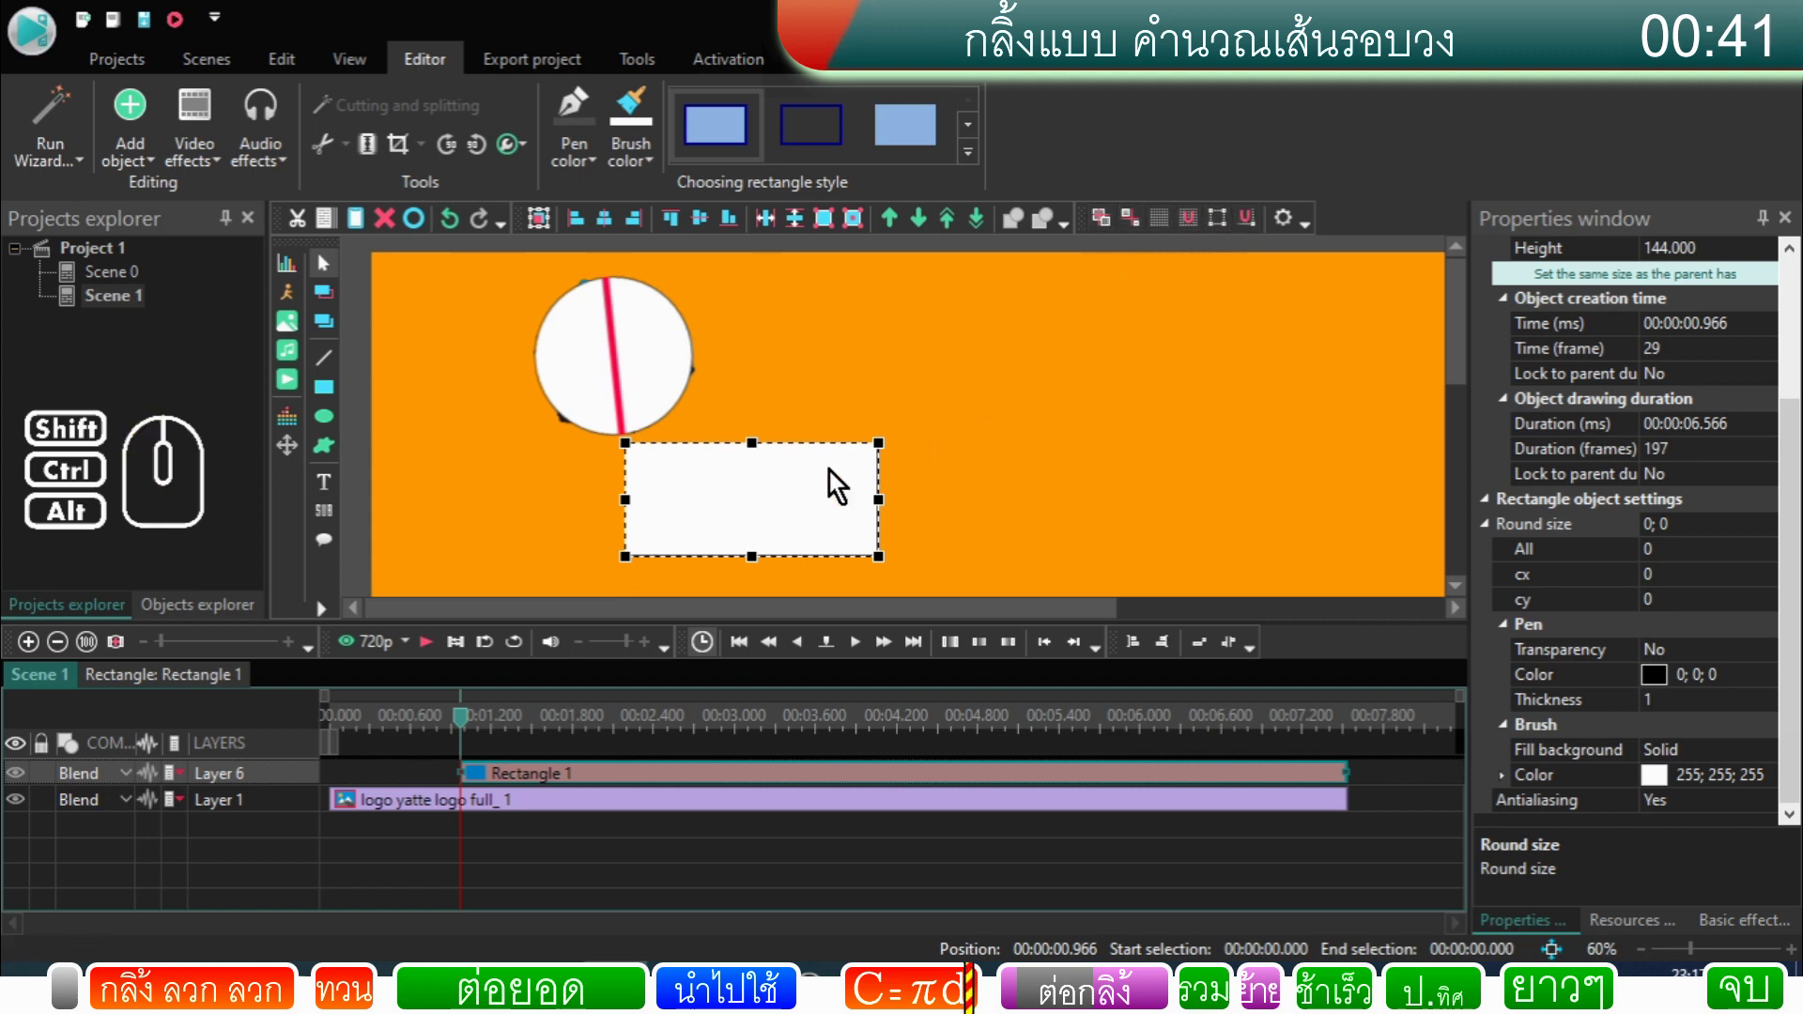
left_click_drag(703, 505, 697, 503)
left_click(601, 498)
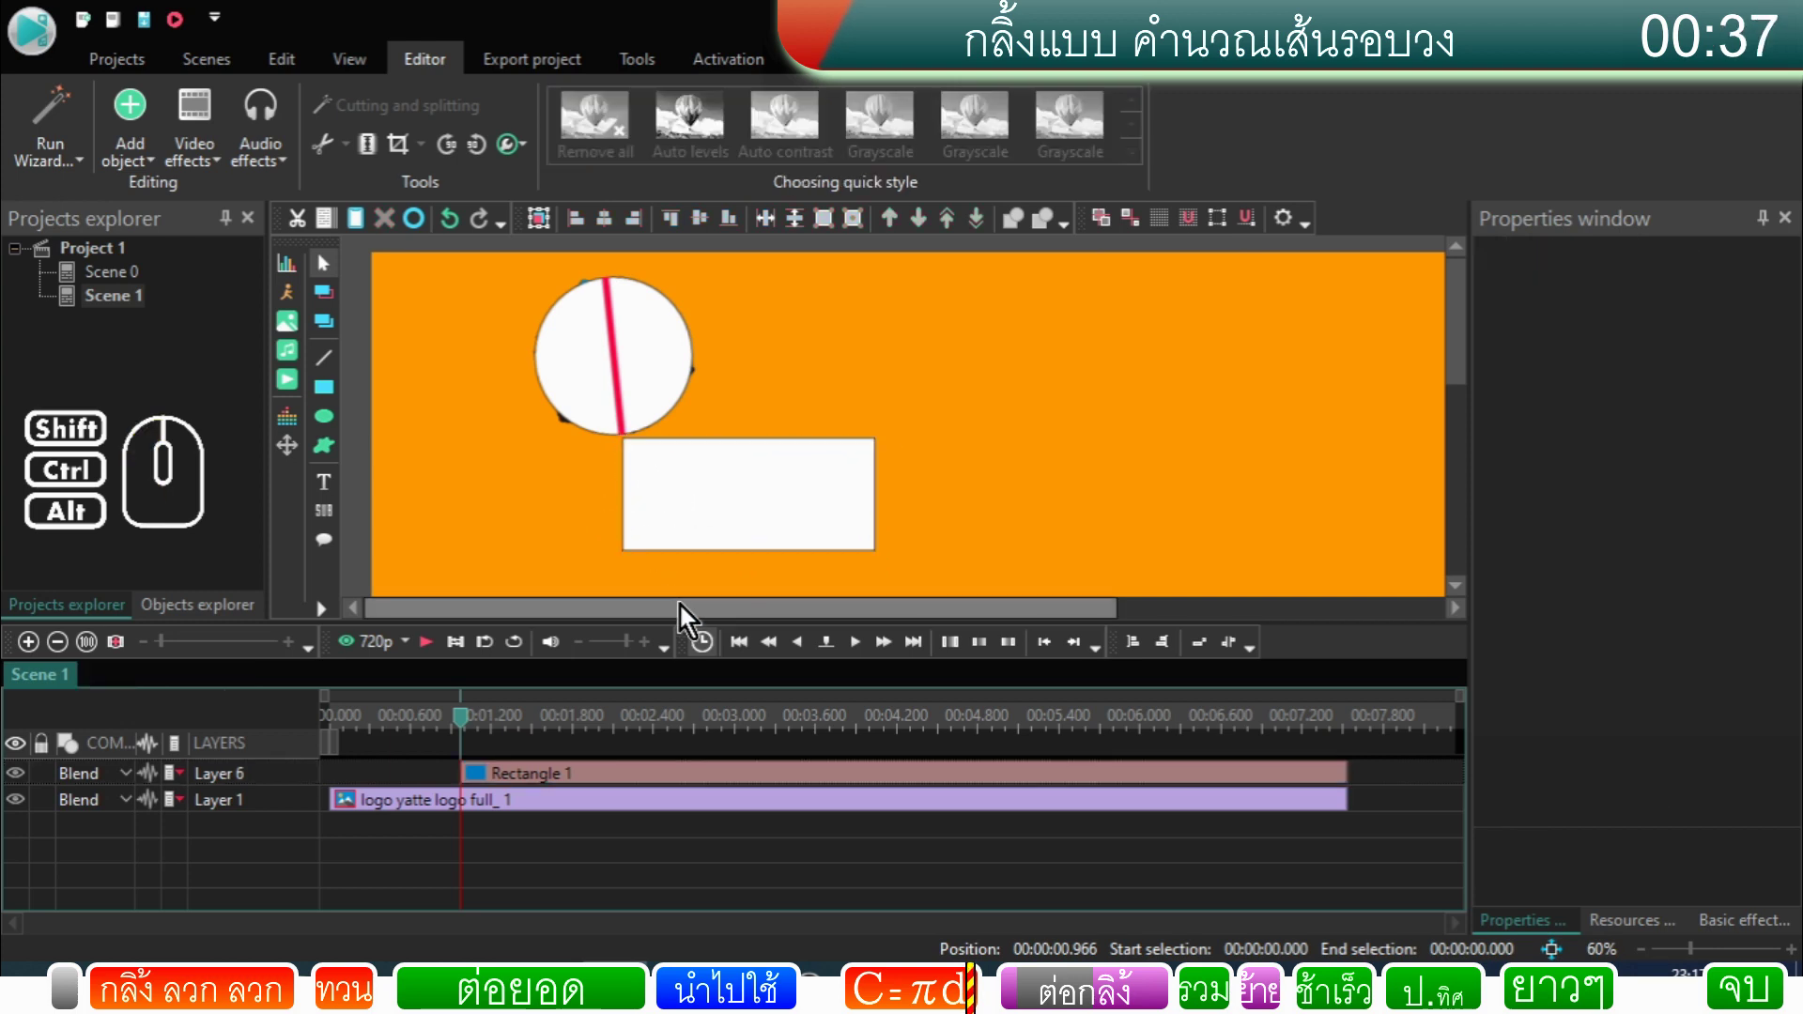
left_click_drag(687, 619, 571, 618)
left_click_drag(472, 730, 259, 735)
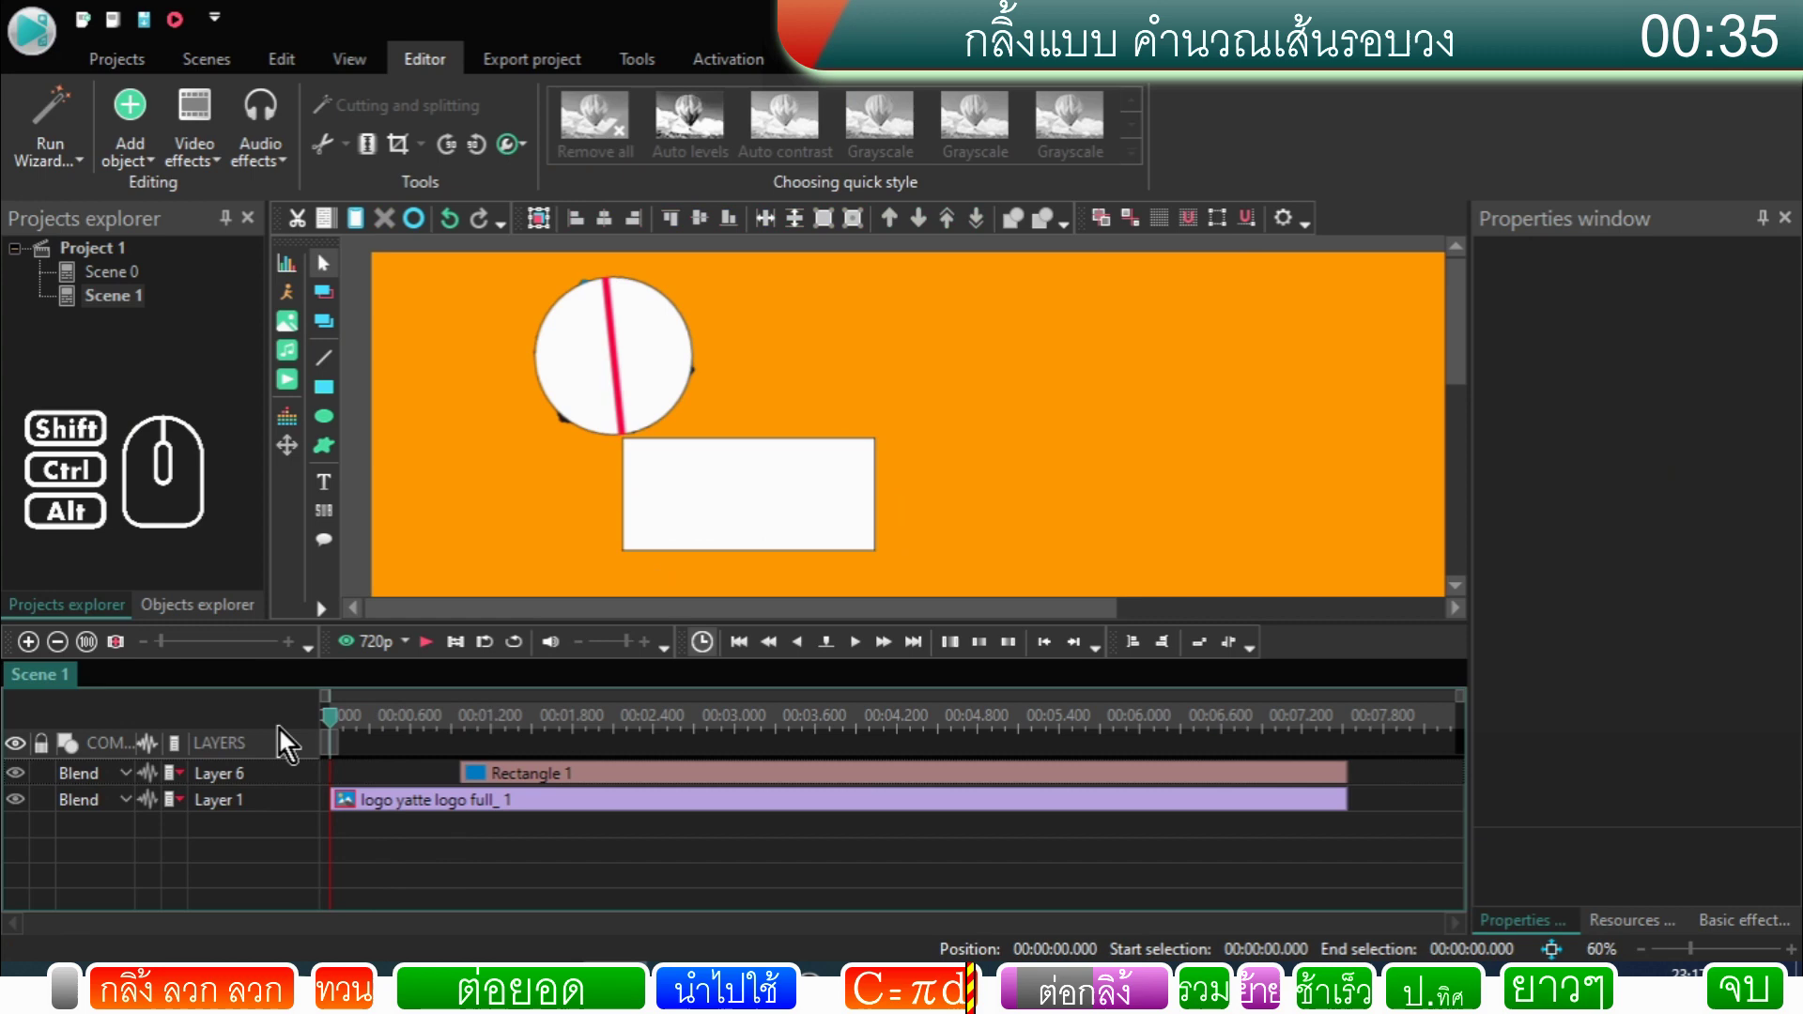
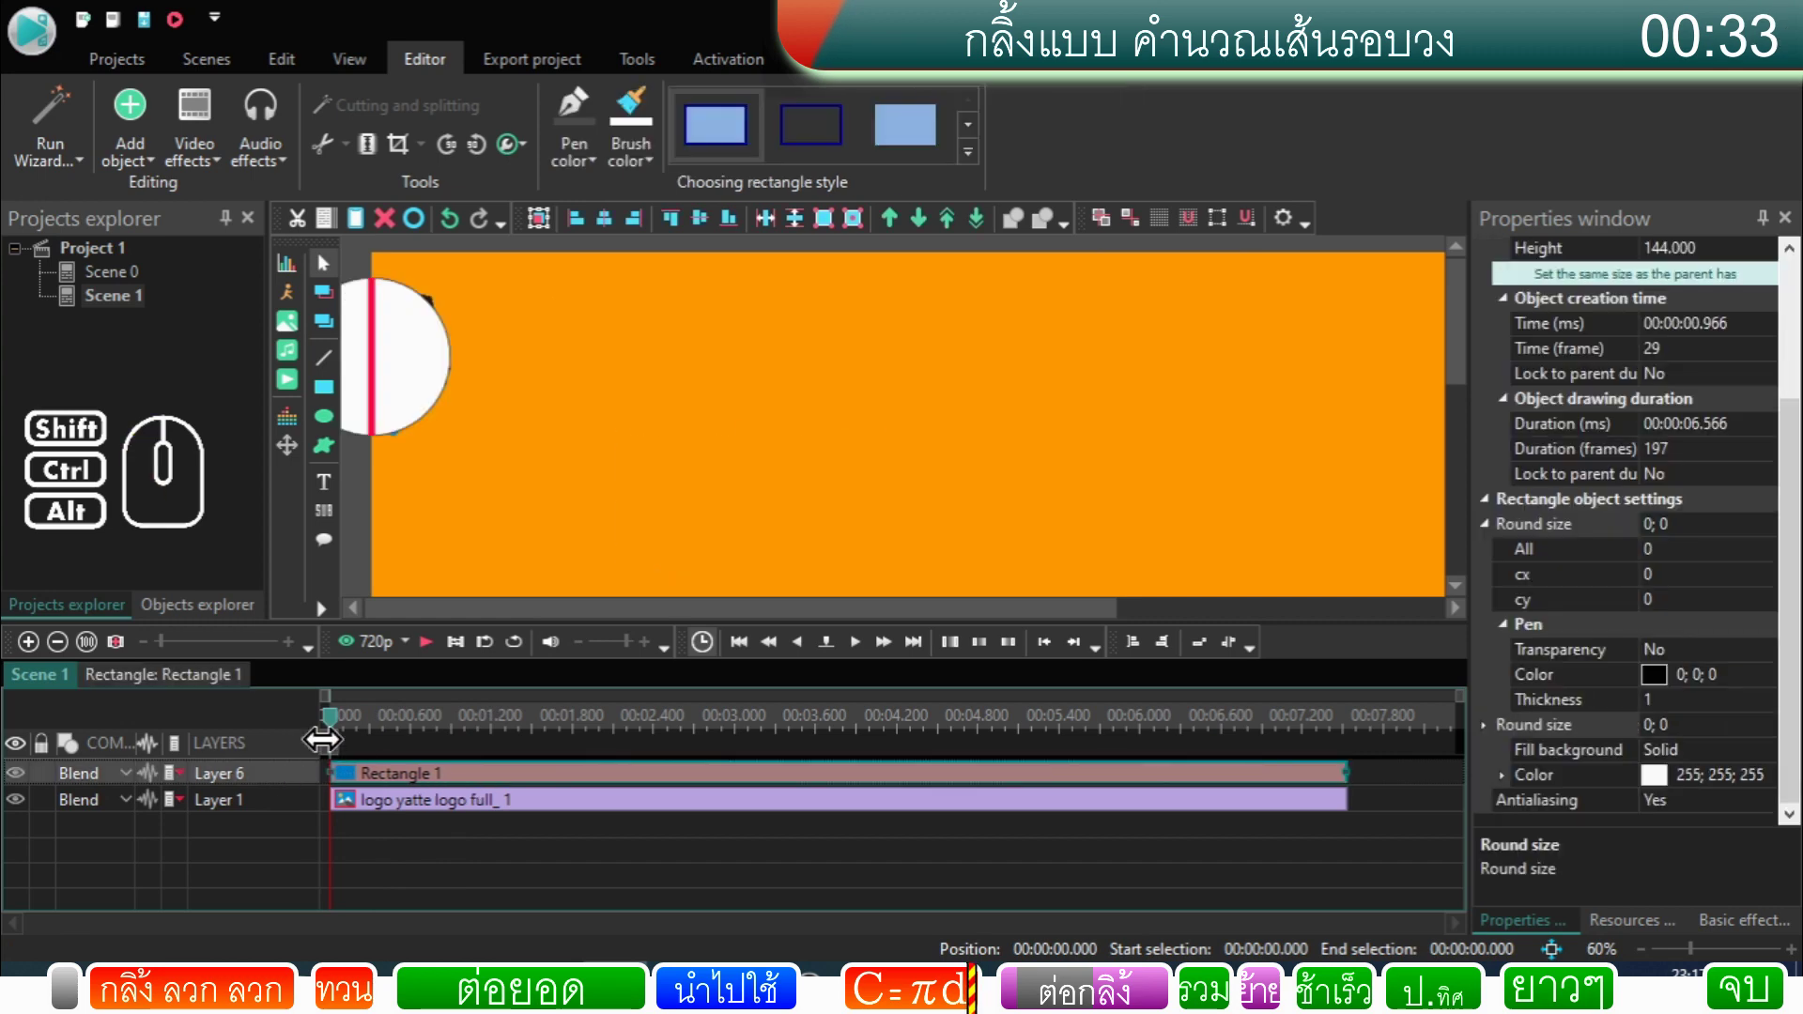
Step: Play the scene, then step through the logo's roll frame by frame against the rectangle
left_click(427, 657)
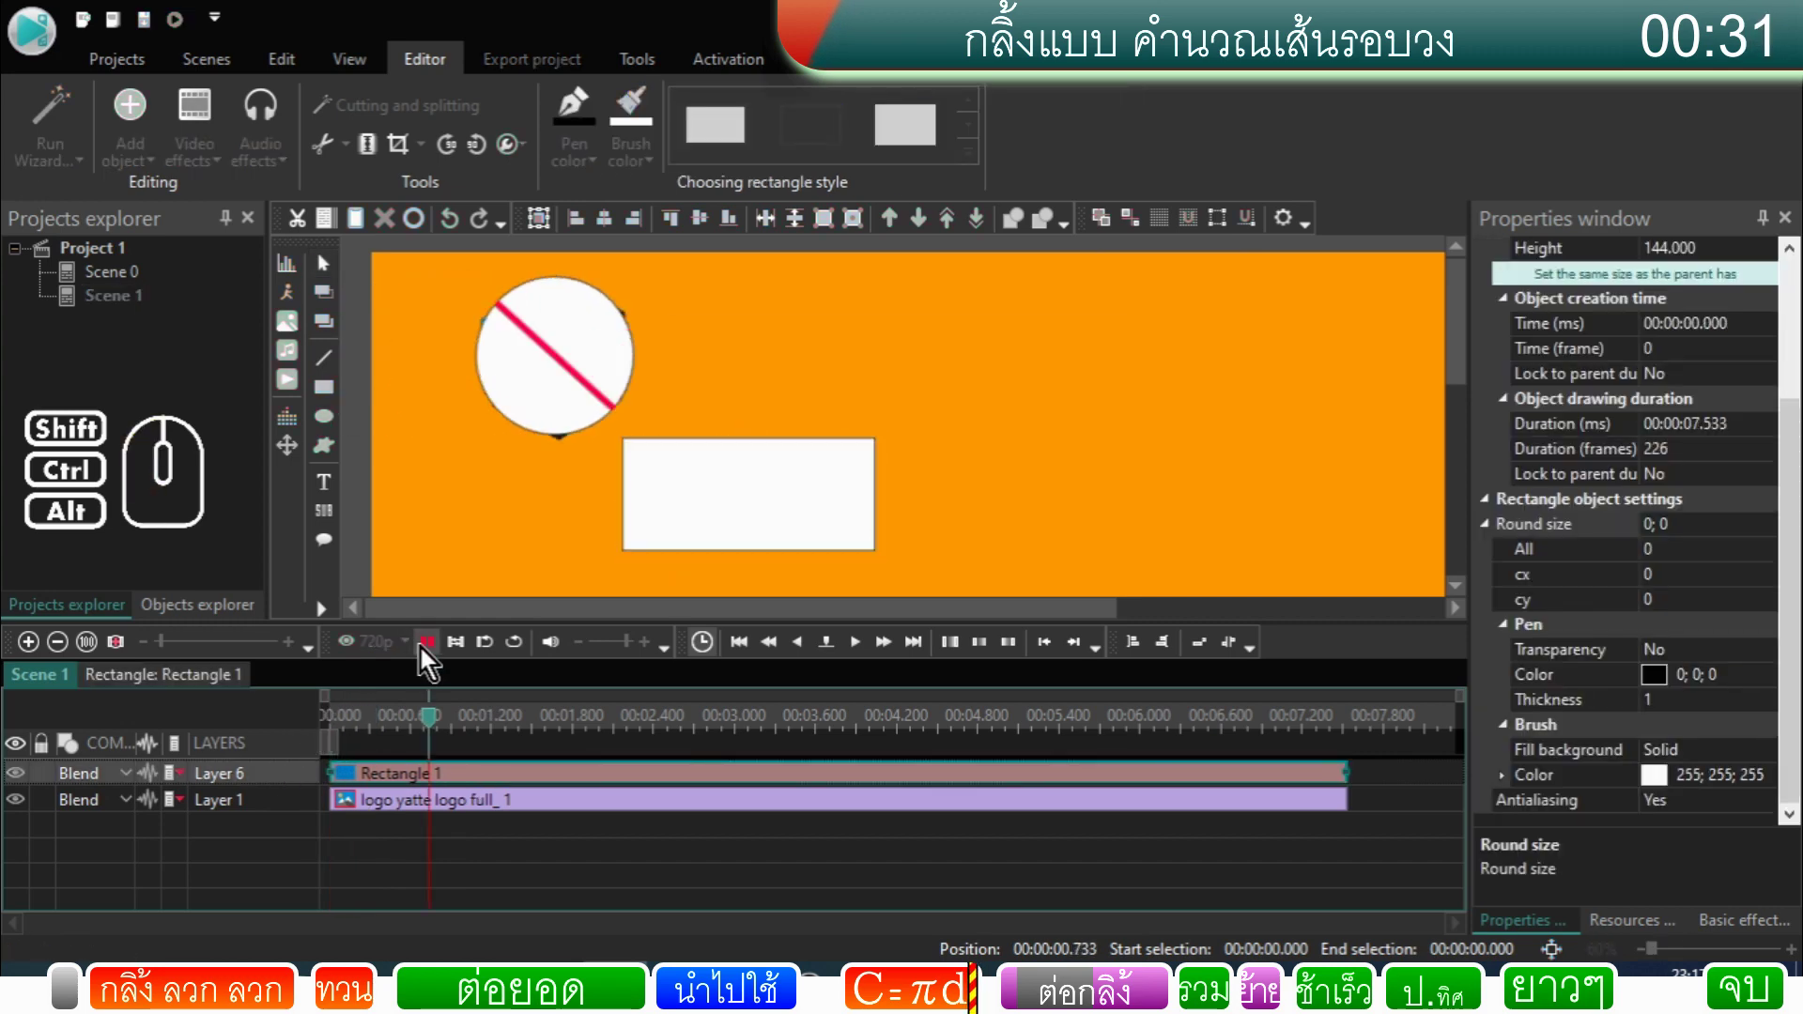
left_click(426, 657)
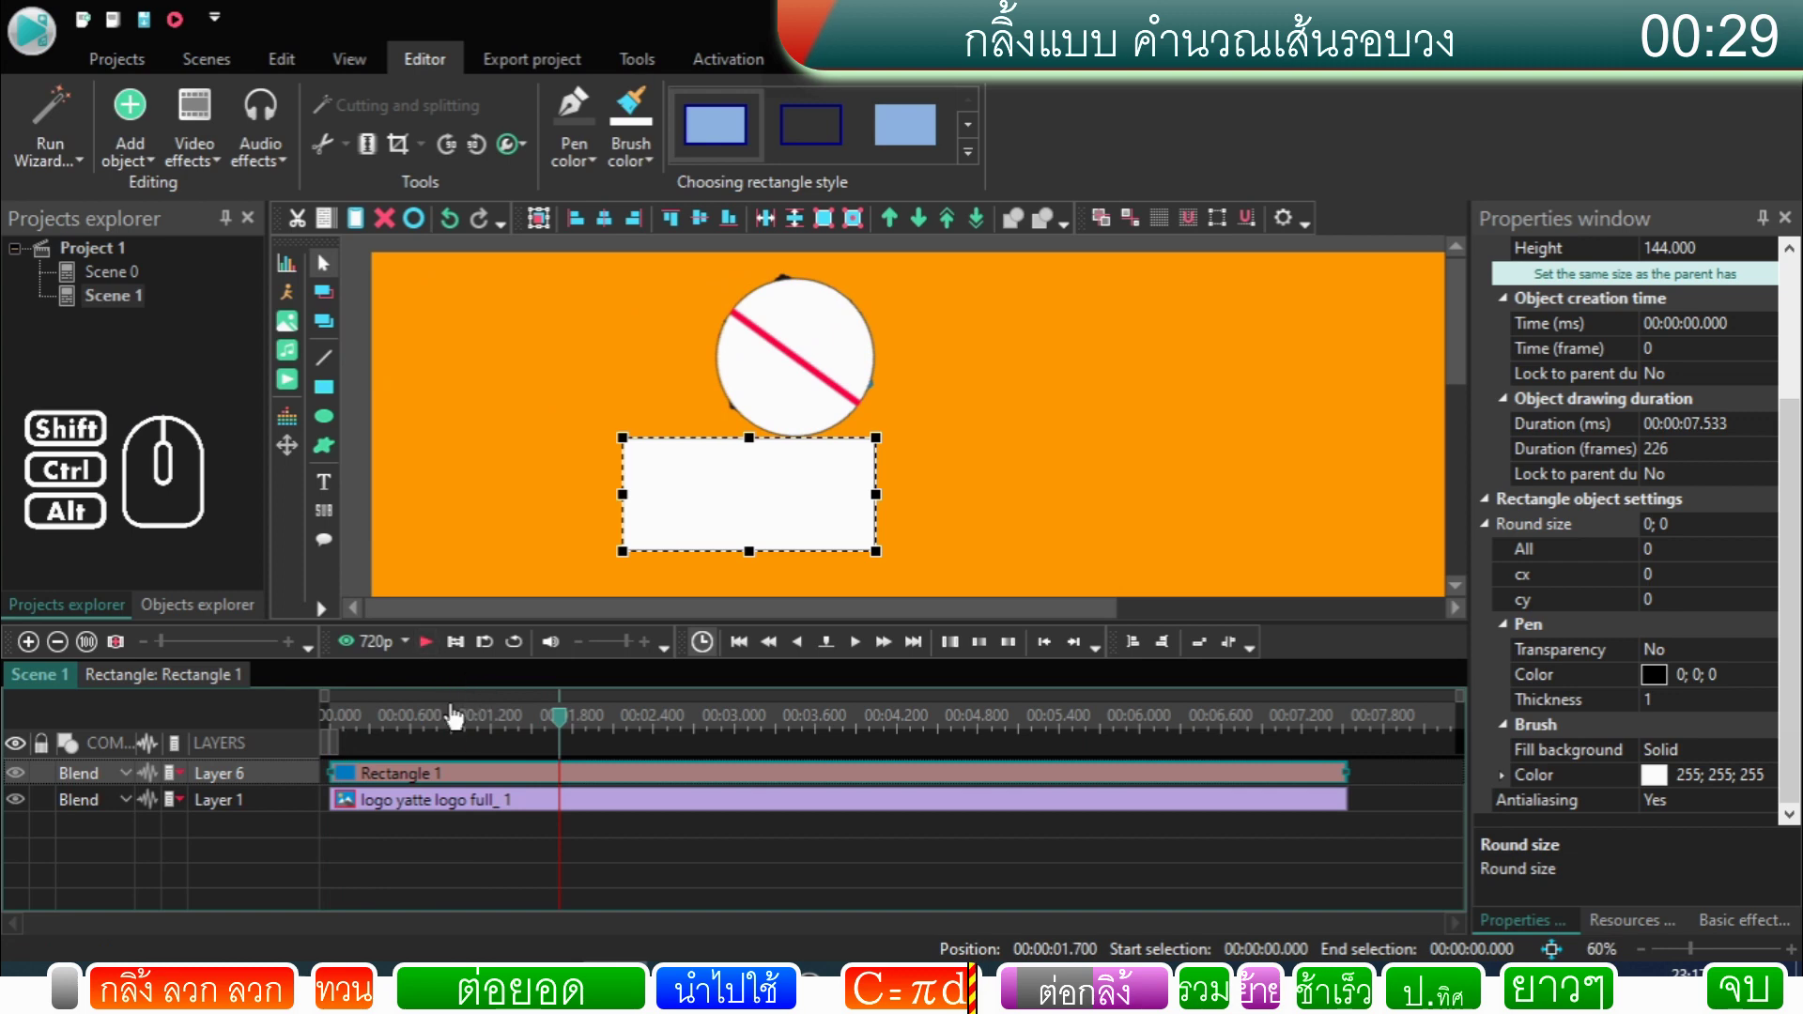
left_click(456, 725)
left_click(456, 725)
left_click(863, 650)
left_click(863, 650)
left_click(863, 650)
double_click(863, 650)
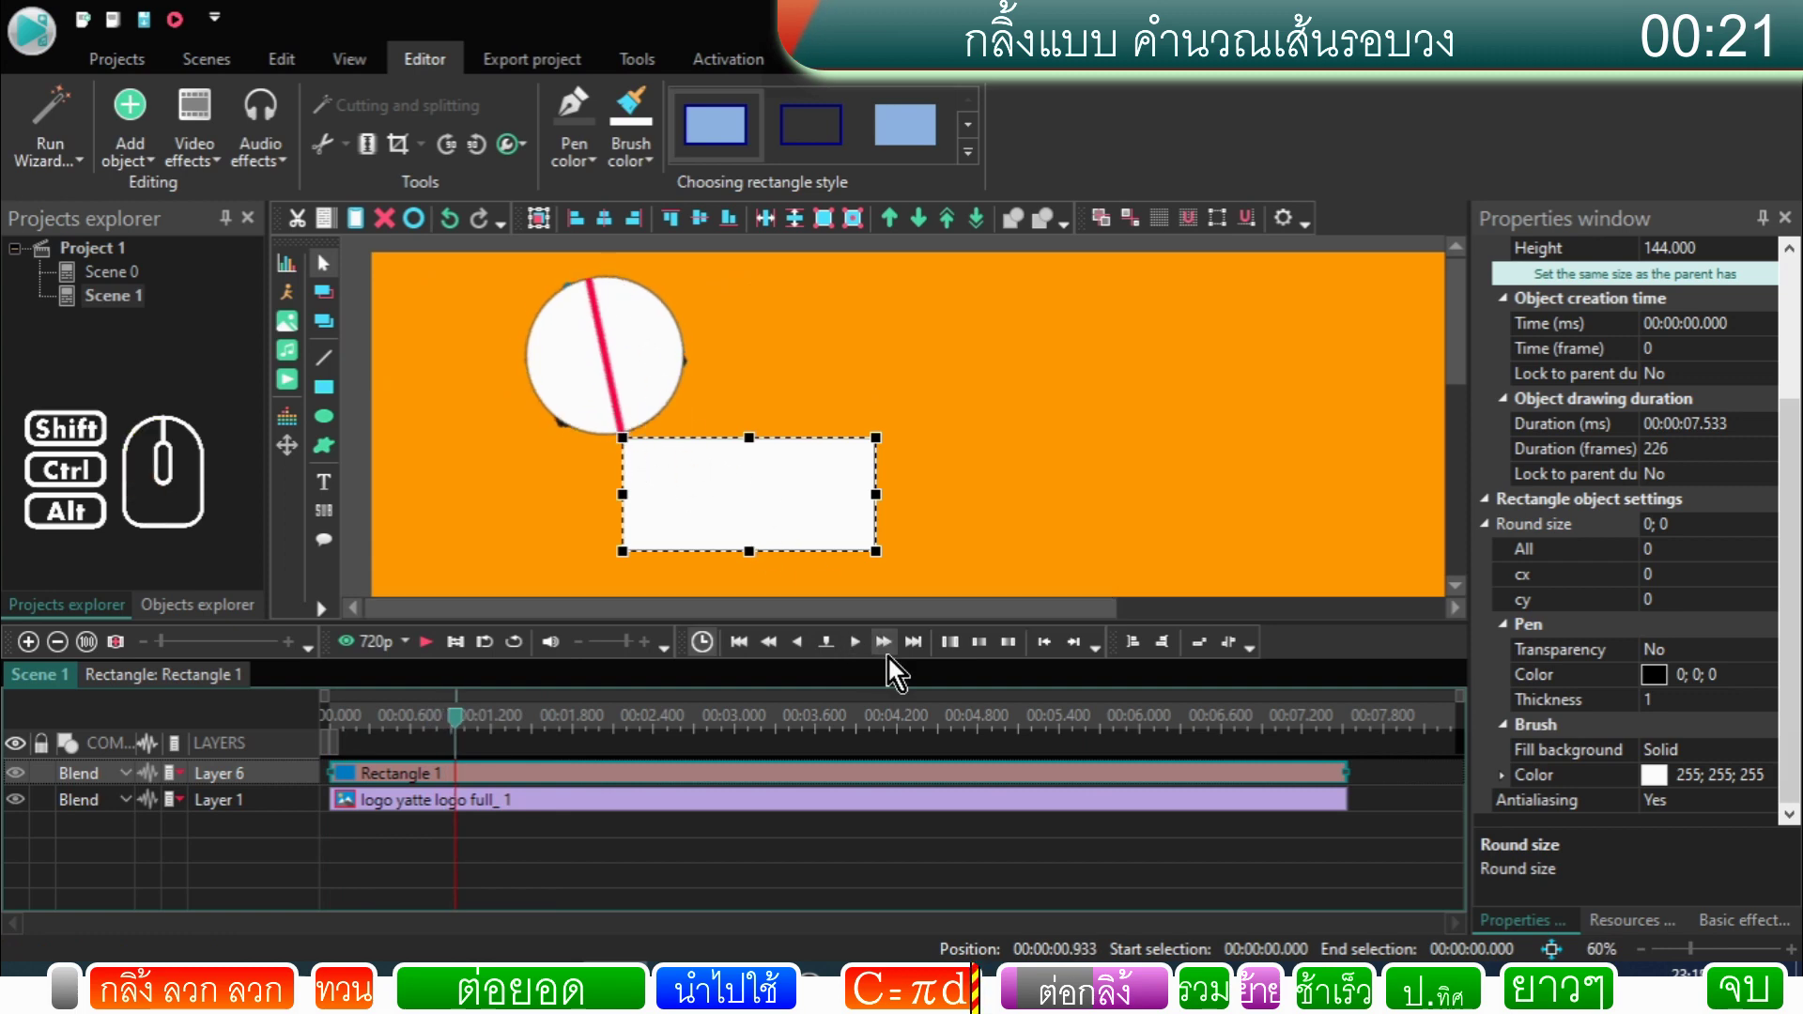
left_click(860, 659)
left_click(860, 660)
left_click(860, 659)
left_click(860, 659)
left_click(860, 660)
left_click(860, 659)
left_click(861, 660)
left_click(860, 659)
double_click(860, 659)
left_click(863, 660)
left_click(863, 659)
left_click(863, 659)
double_click(863, 657)
left_click(863, 658)
left_click(863, 658)
left_click(863, 658)
left_click(863, 657)
left_click(863, 657)
left_click(863, 657)
left_click(863, 657)
left_click(863, 656)
left_click(863, 656)
left_click(863, 657)
left_click(863, 657)
left_click(863, 656)
left_click(863, 657)
left_click(863, 656)
left_click(863, 657)
left_click(864, 656)
Step: Delete the rectangle from Scene 1, leaving only the rolling logo clip
double_click(863, 656)
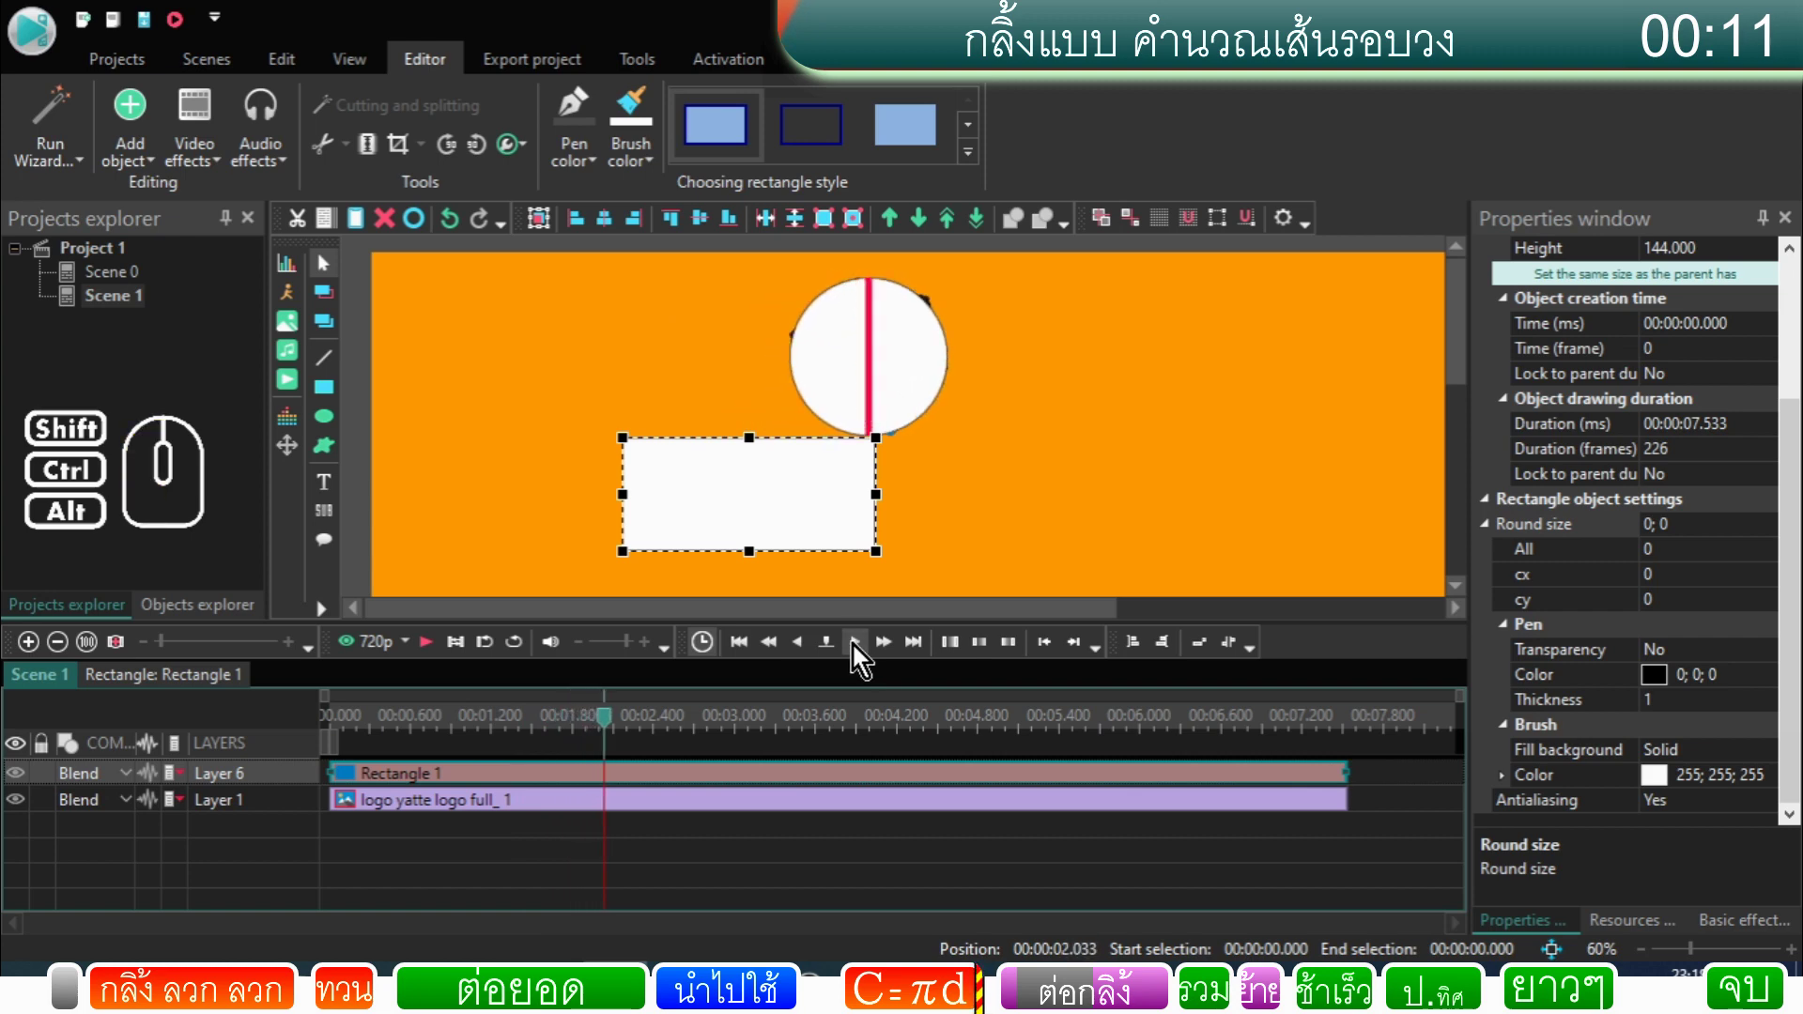
left_click(134, 683)
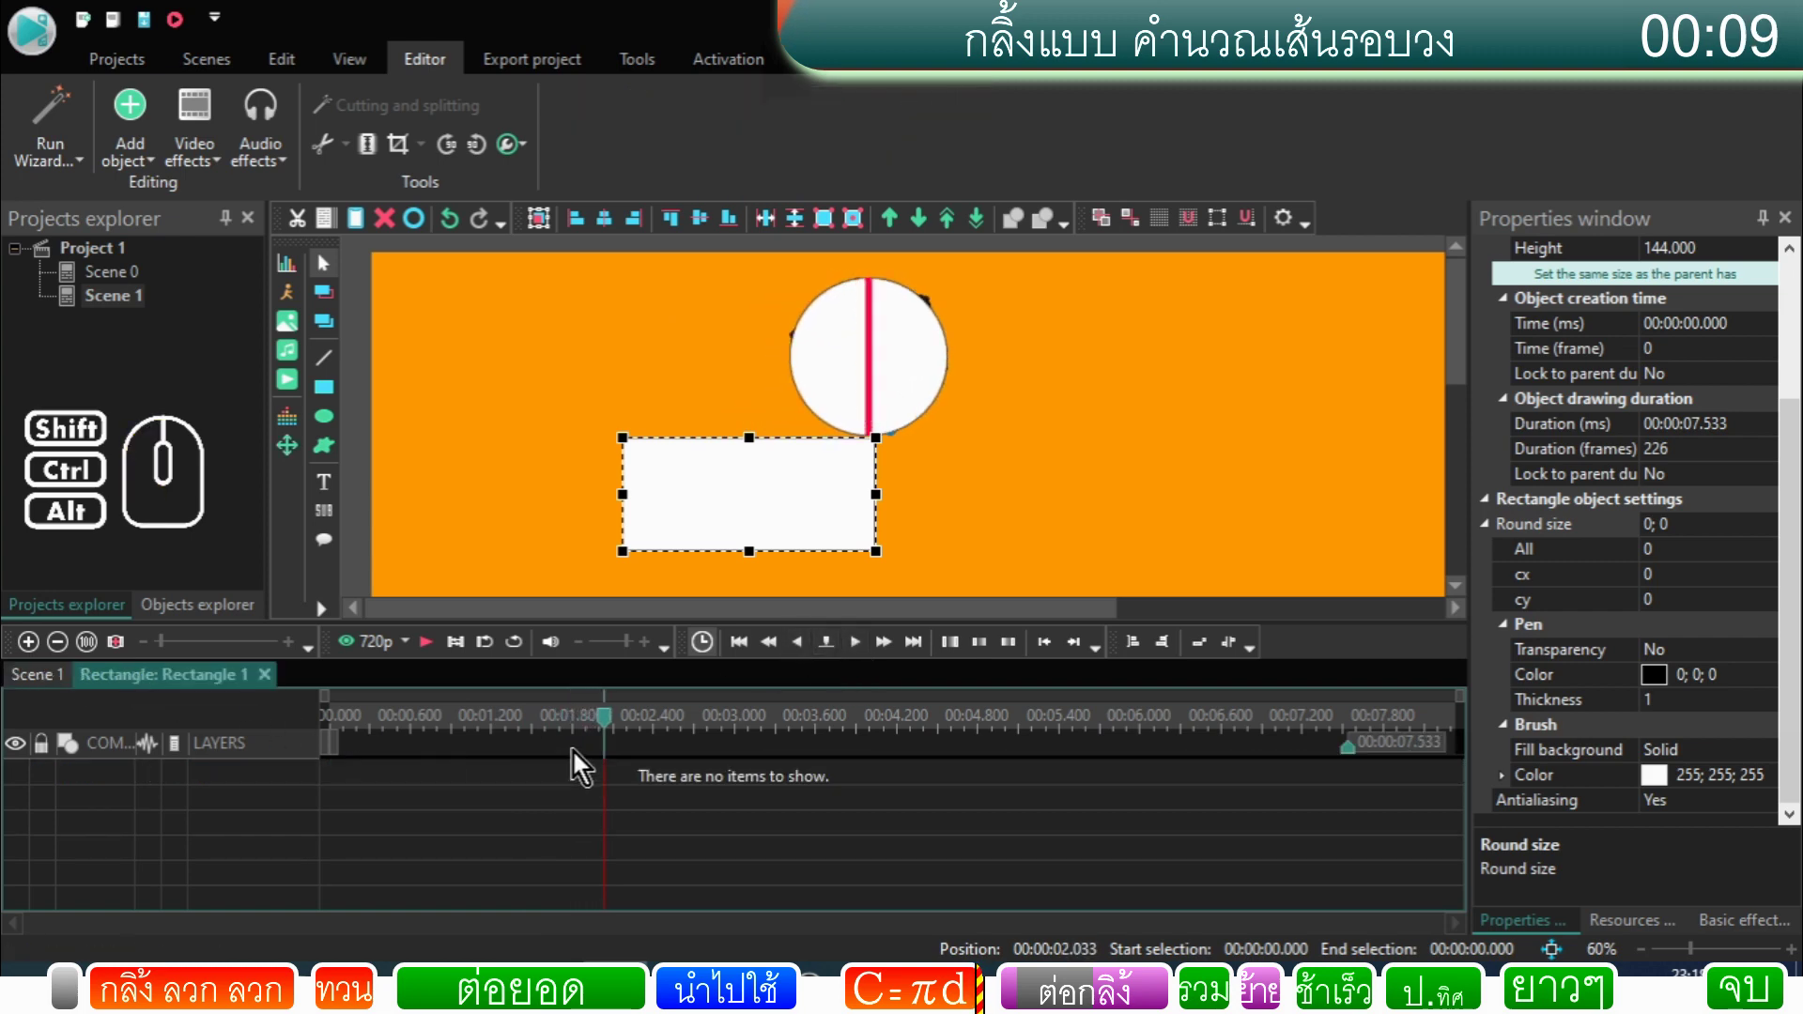
left_click(51, 686)
left_click(522, 780)
left_click(528, 755)
left_click(533, 780)
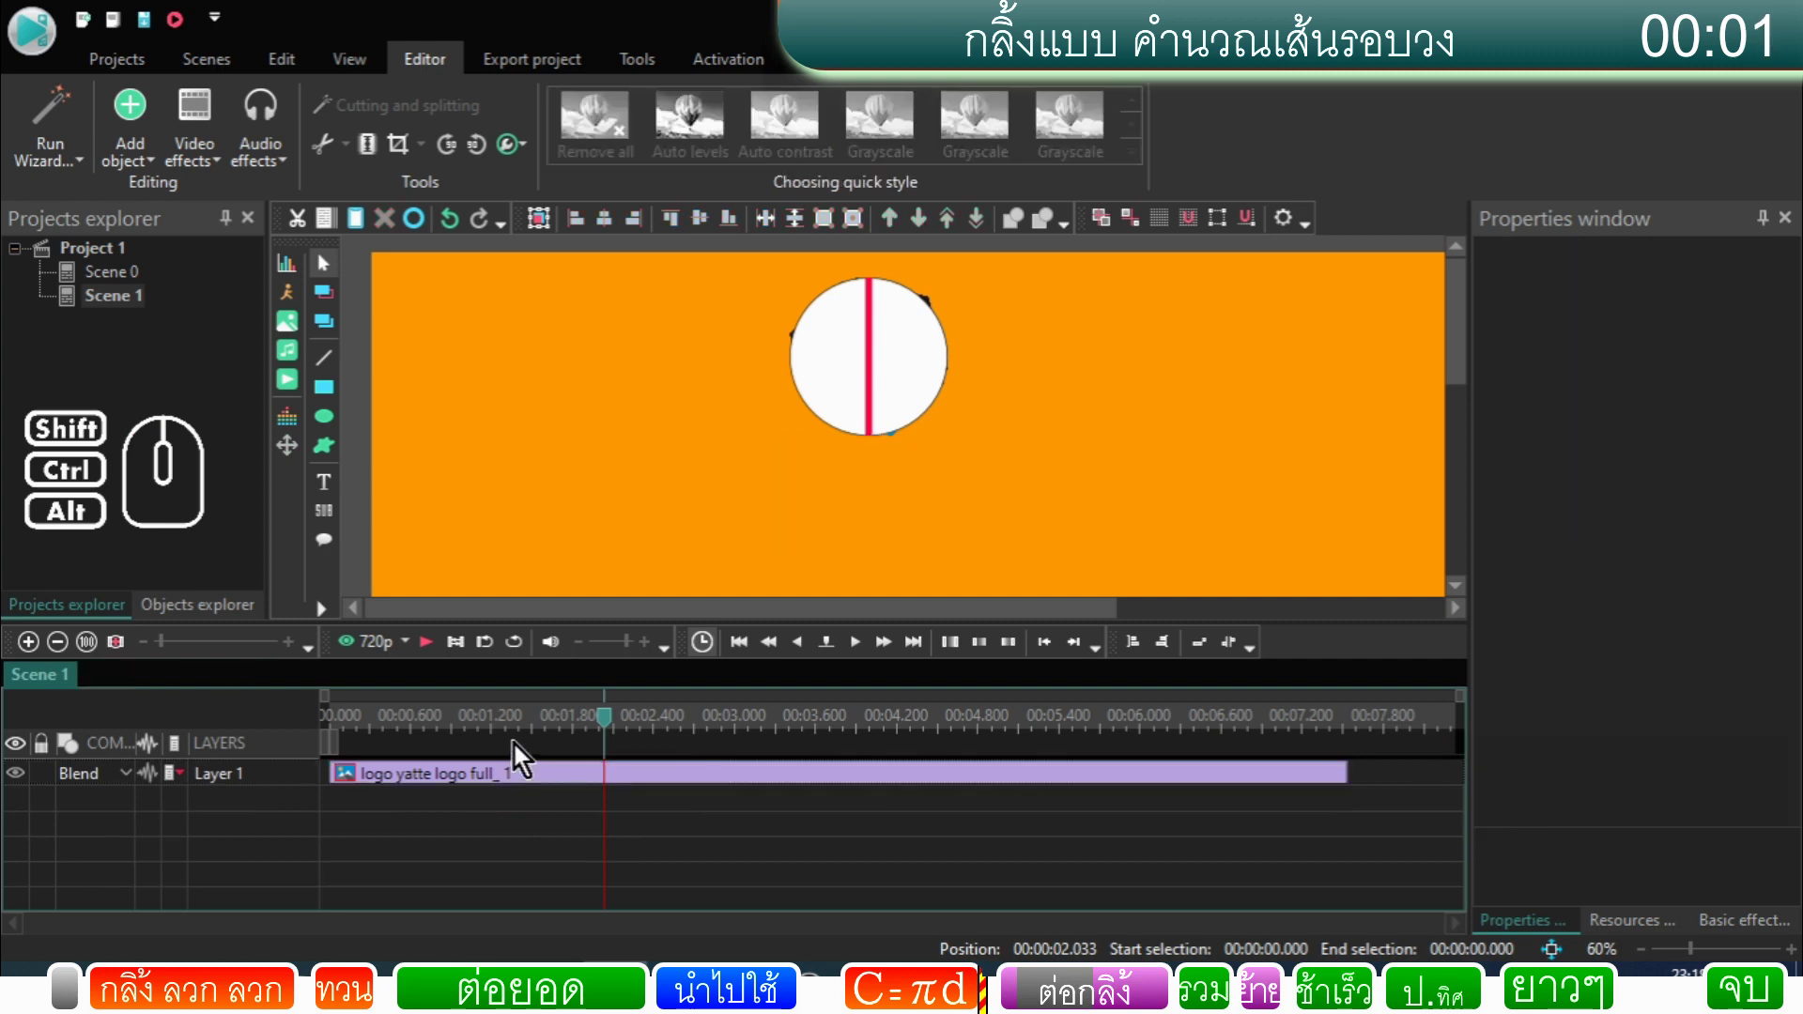
left_click(514, 734)
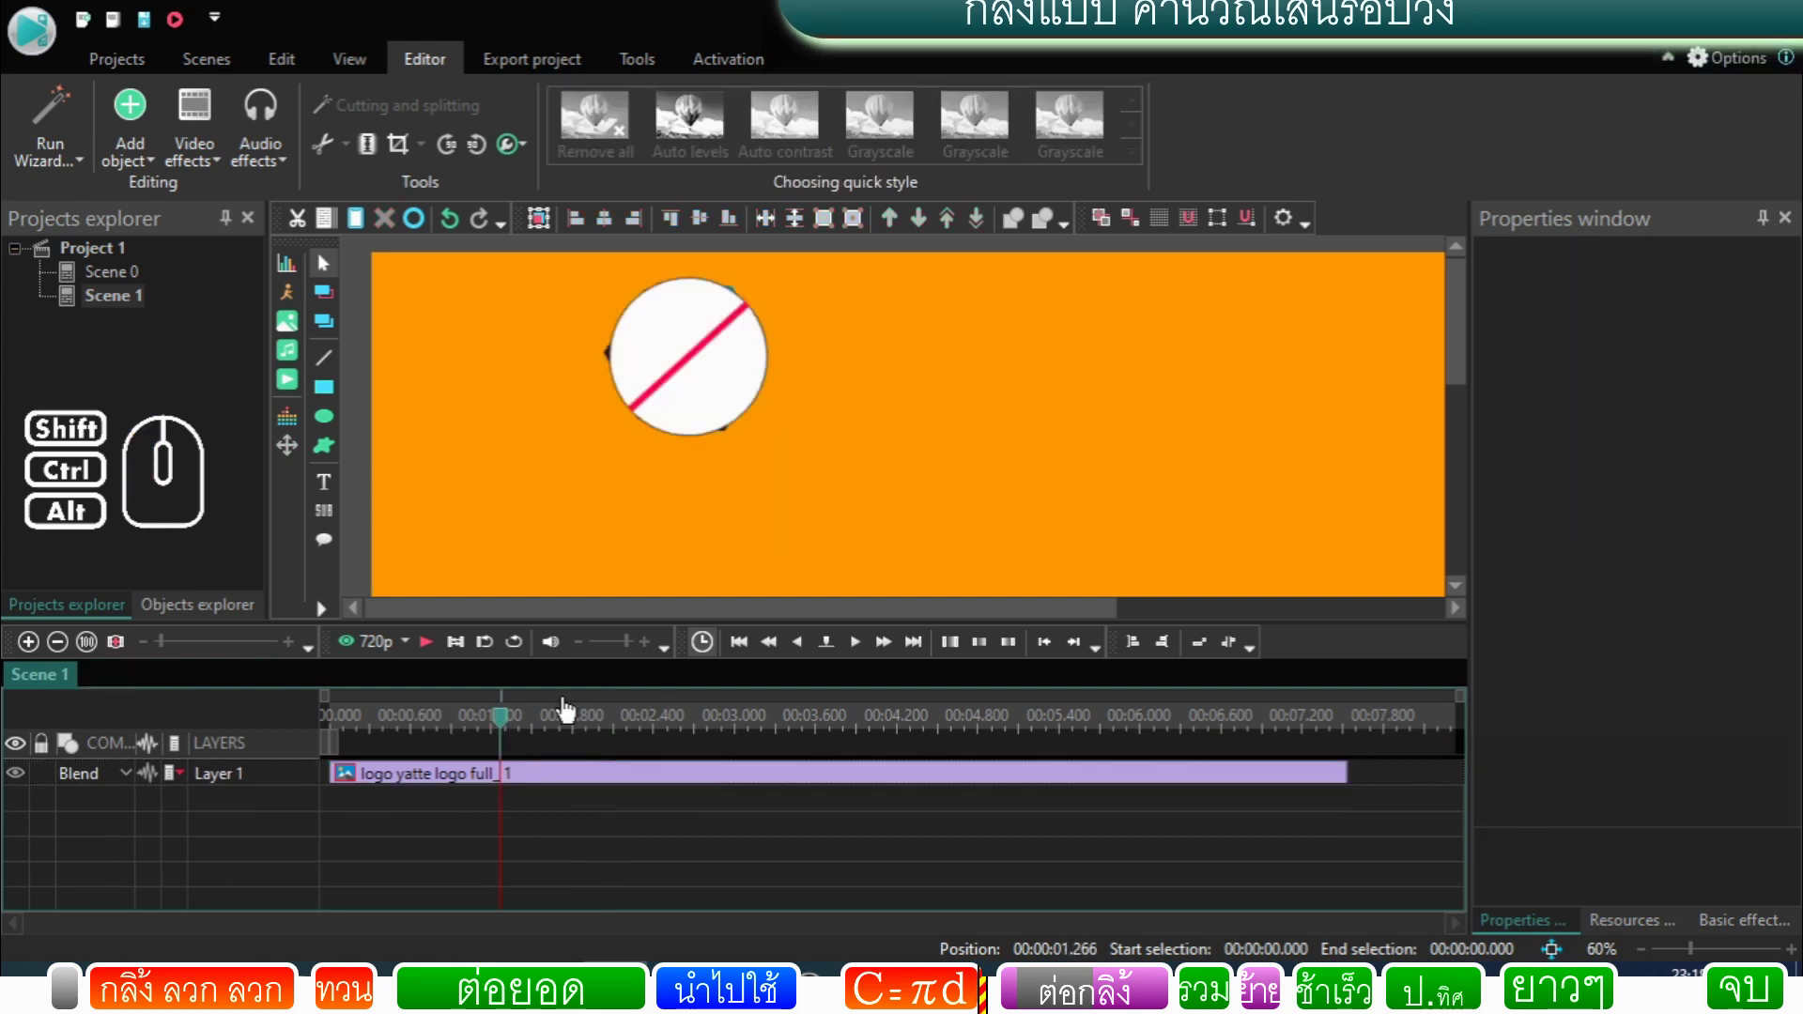
left_click_drag(763, 614, 599, 615)
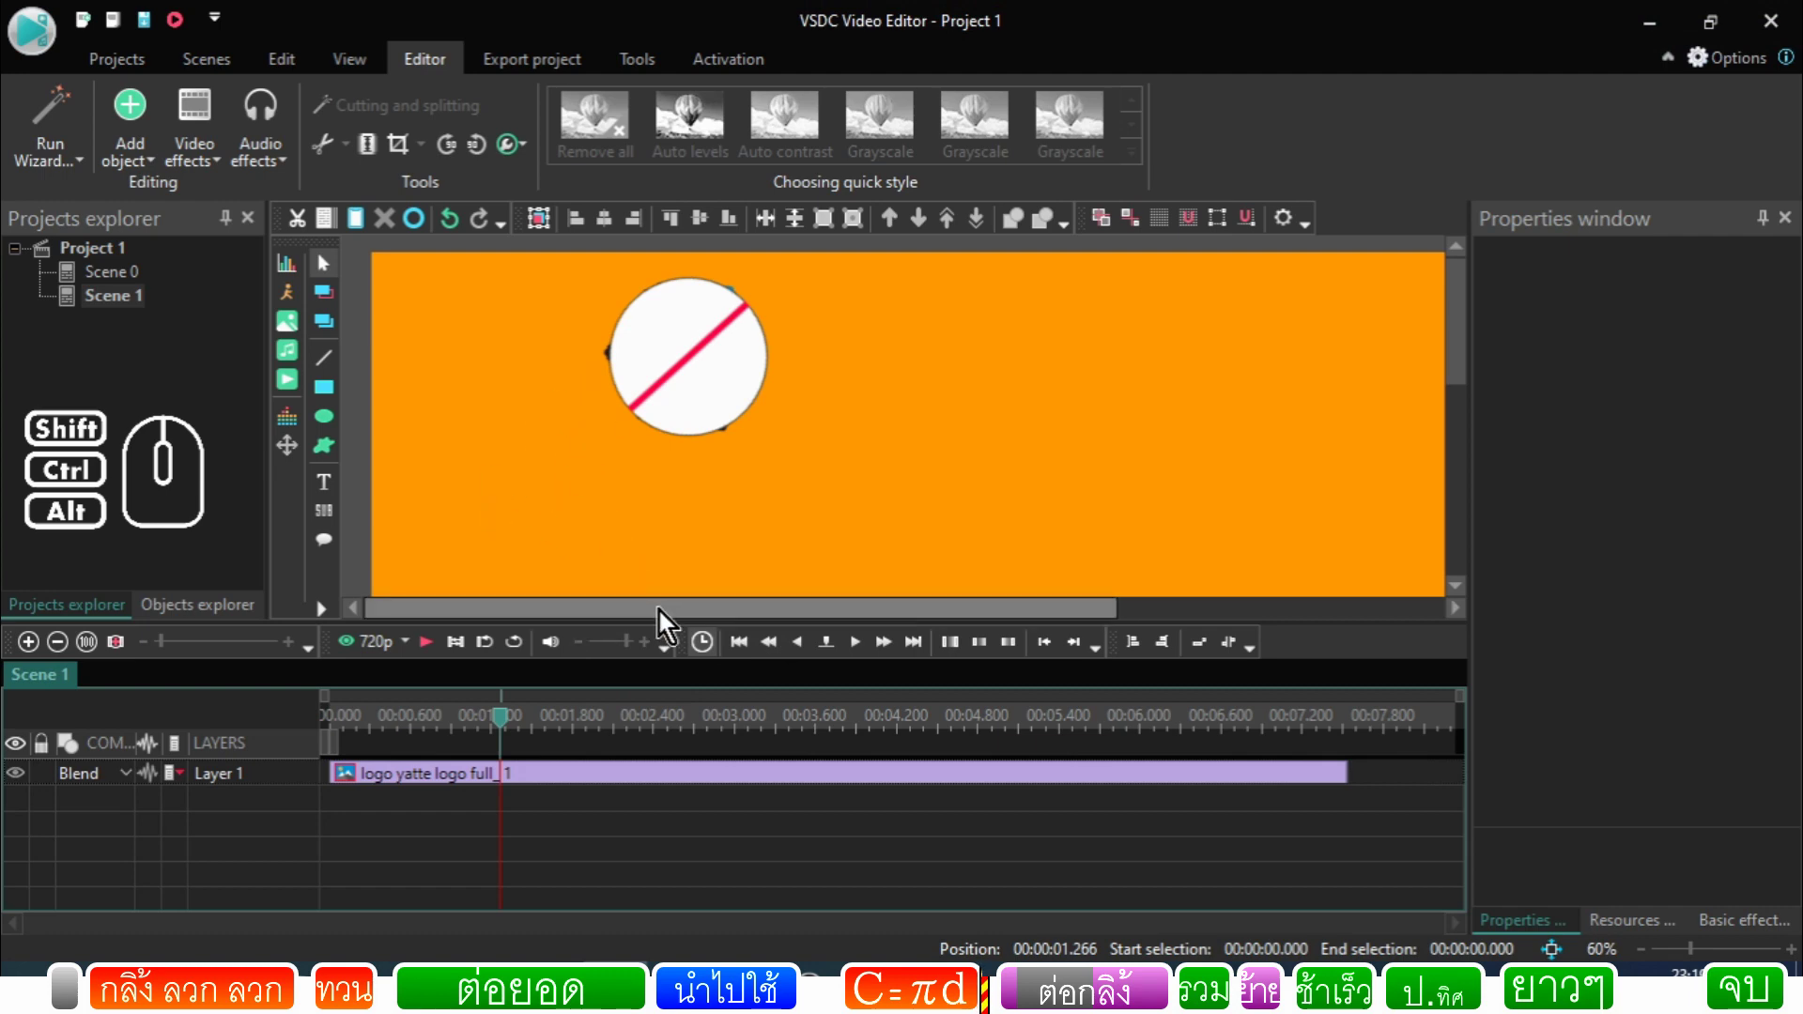
left_click_drag(665, 621, 596, 617)
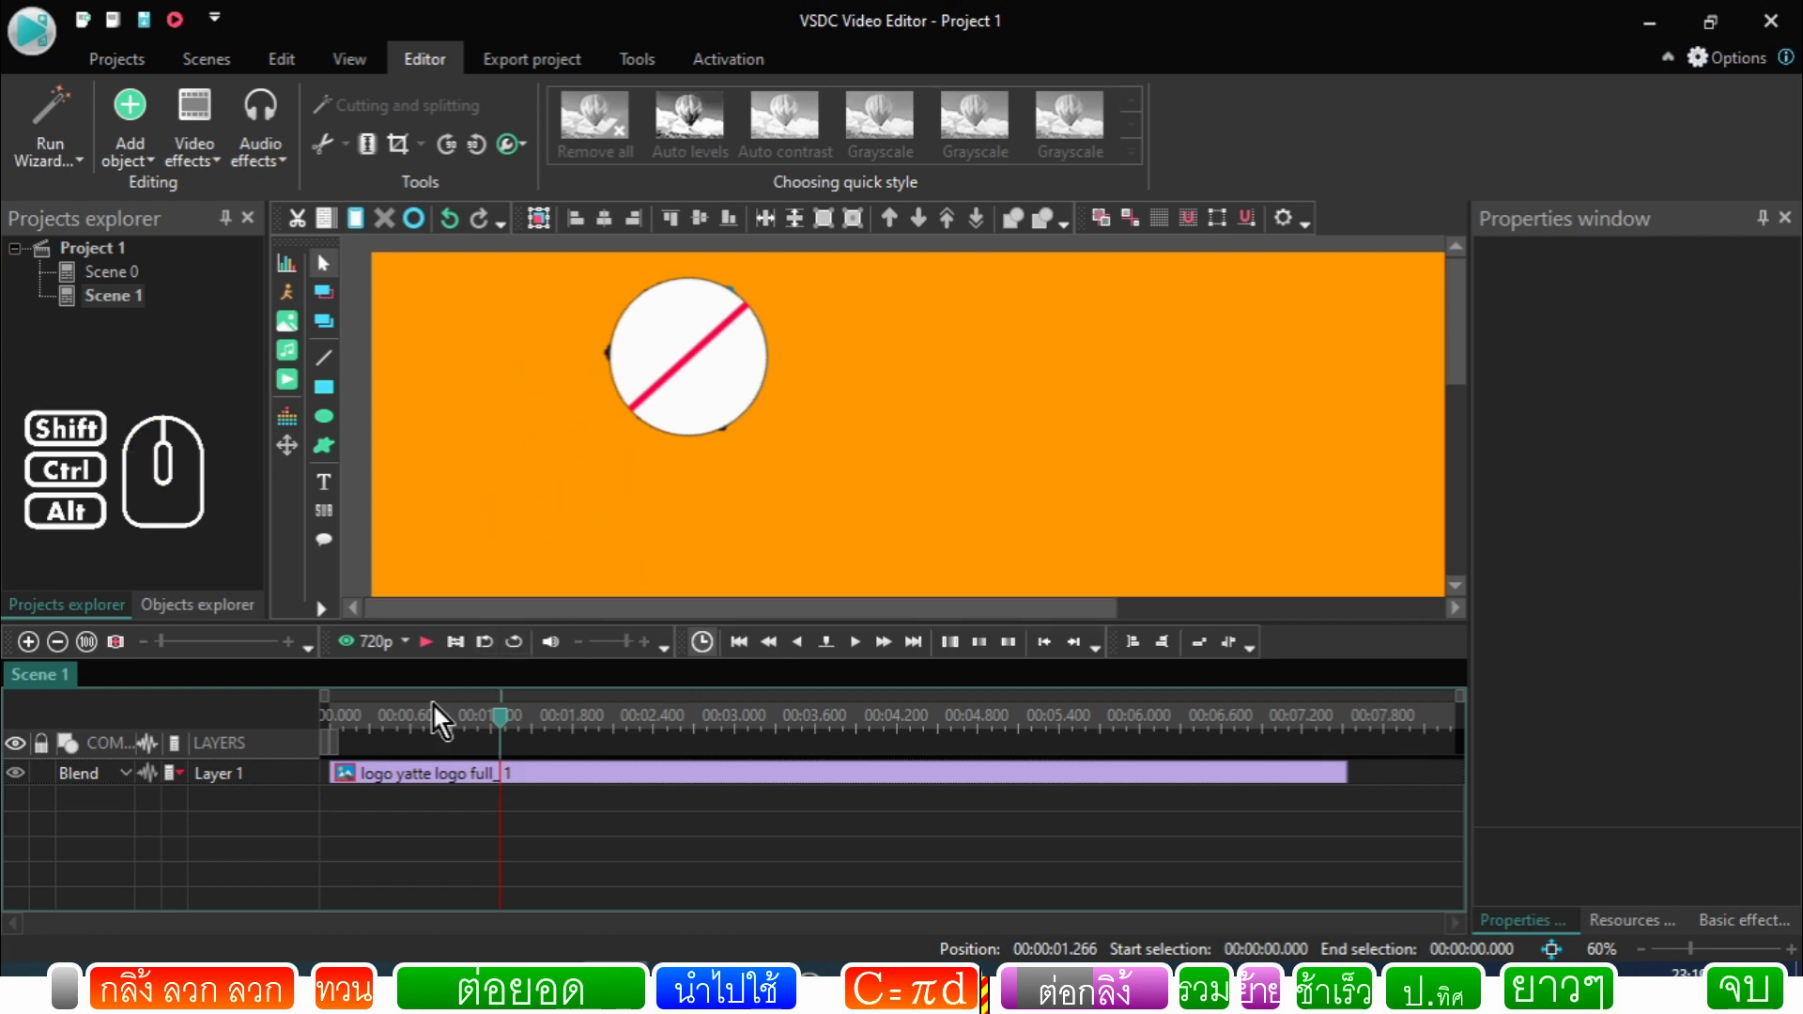
left_click(578, 607)
left_click(562, 728)
left_click(569, 731)
double_click(415, 781)
left_click(572, 734)
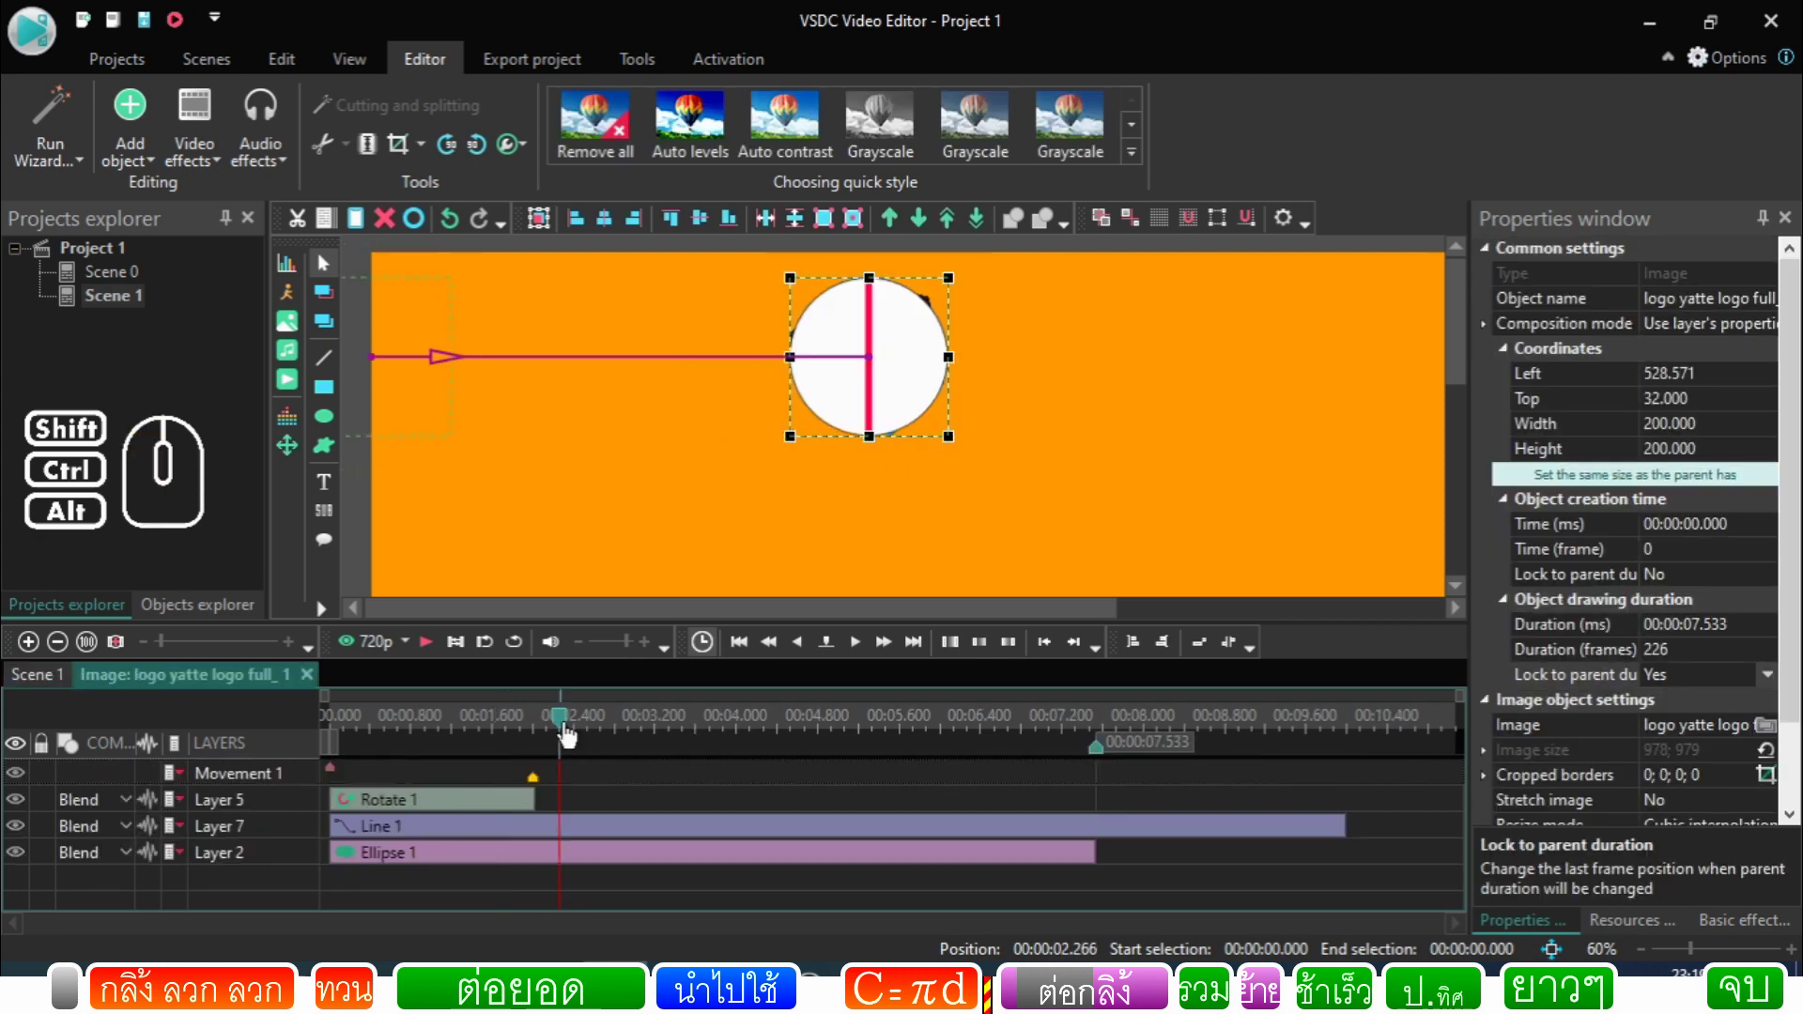
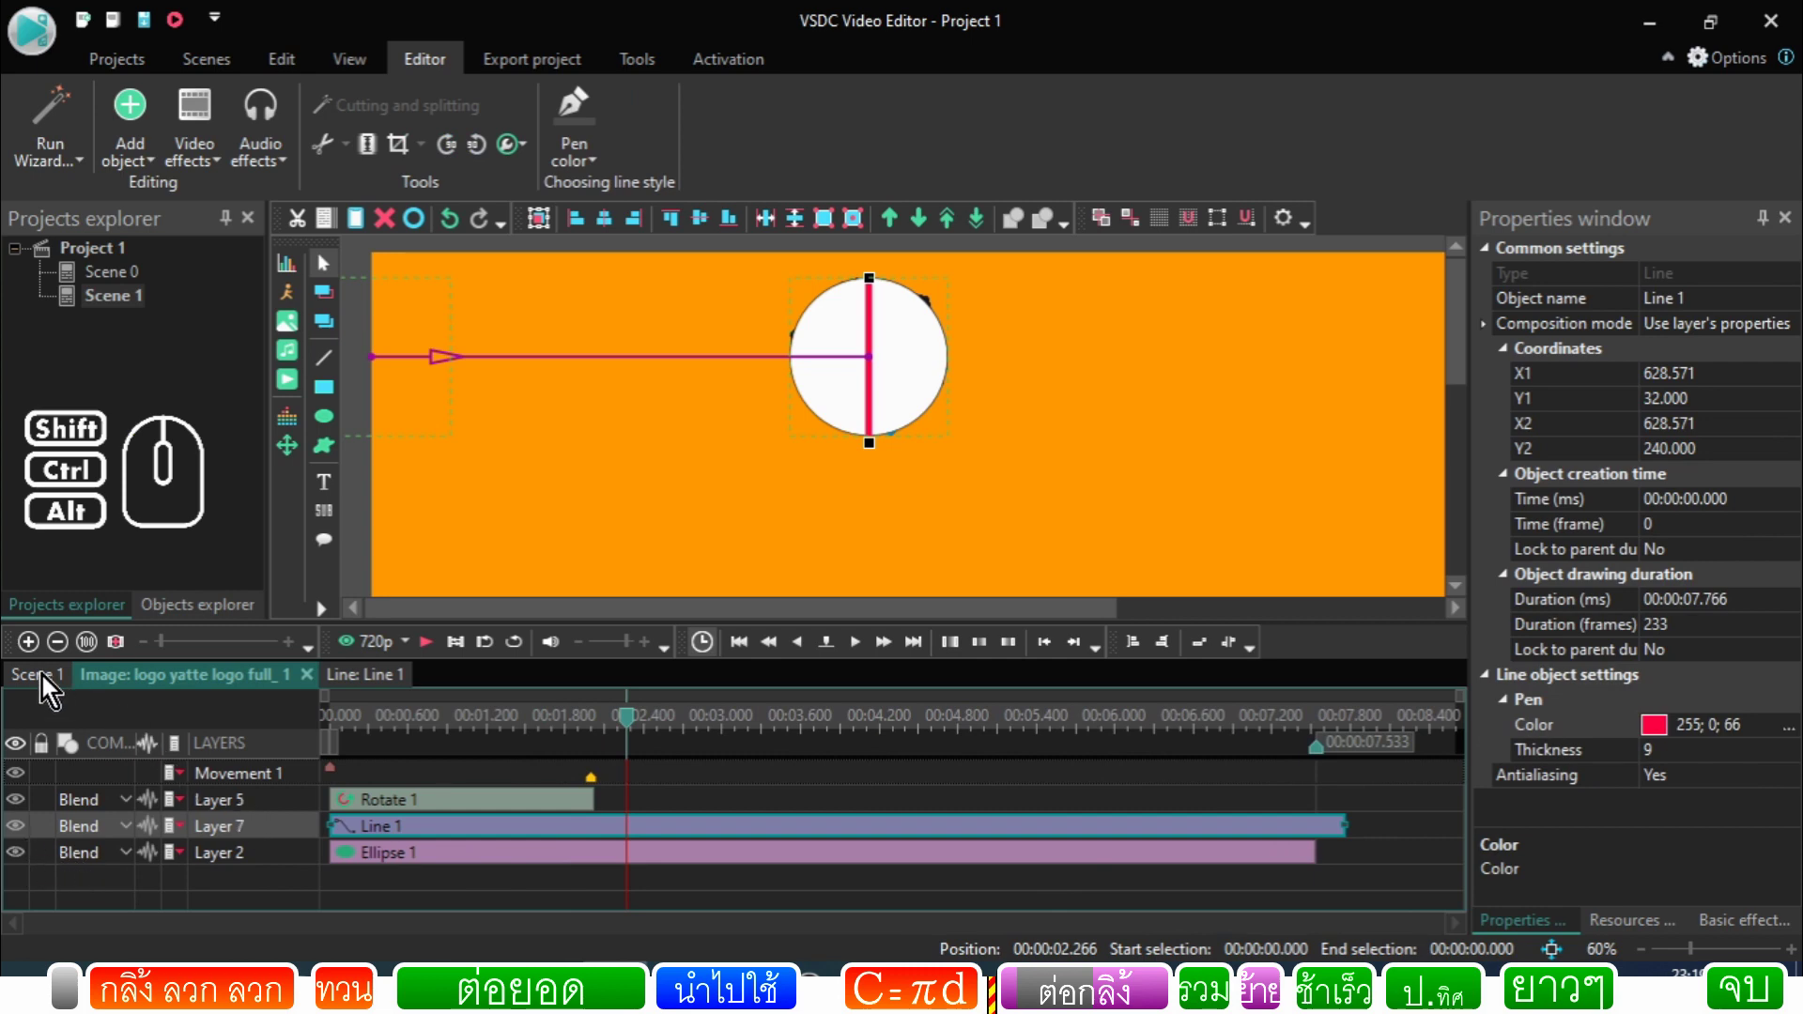
left_click(48, 685)
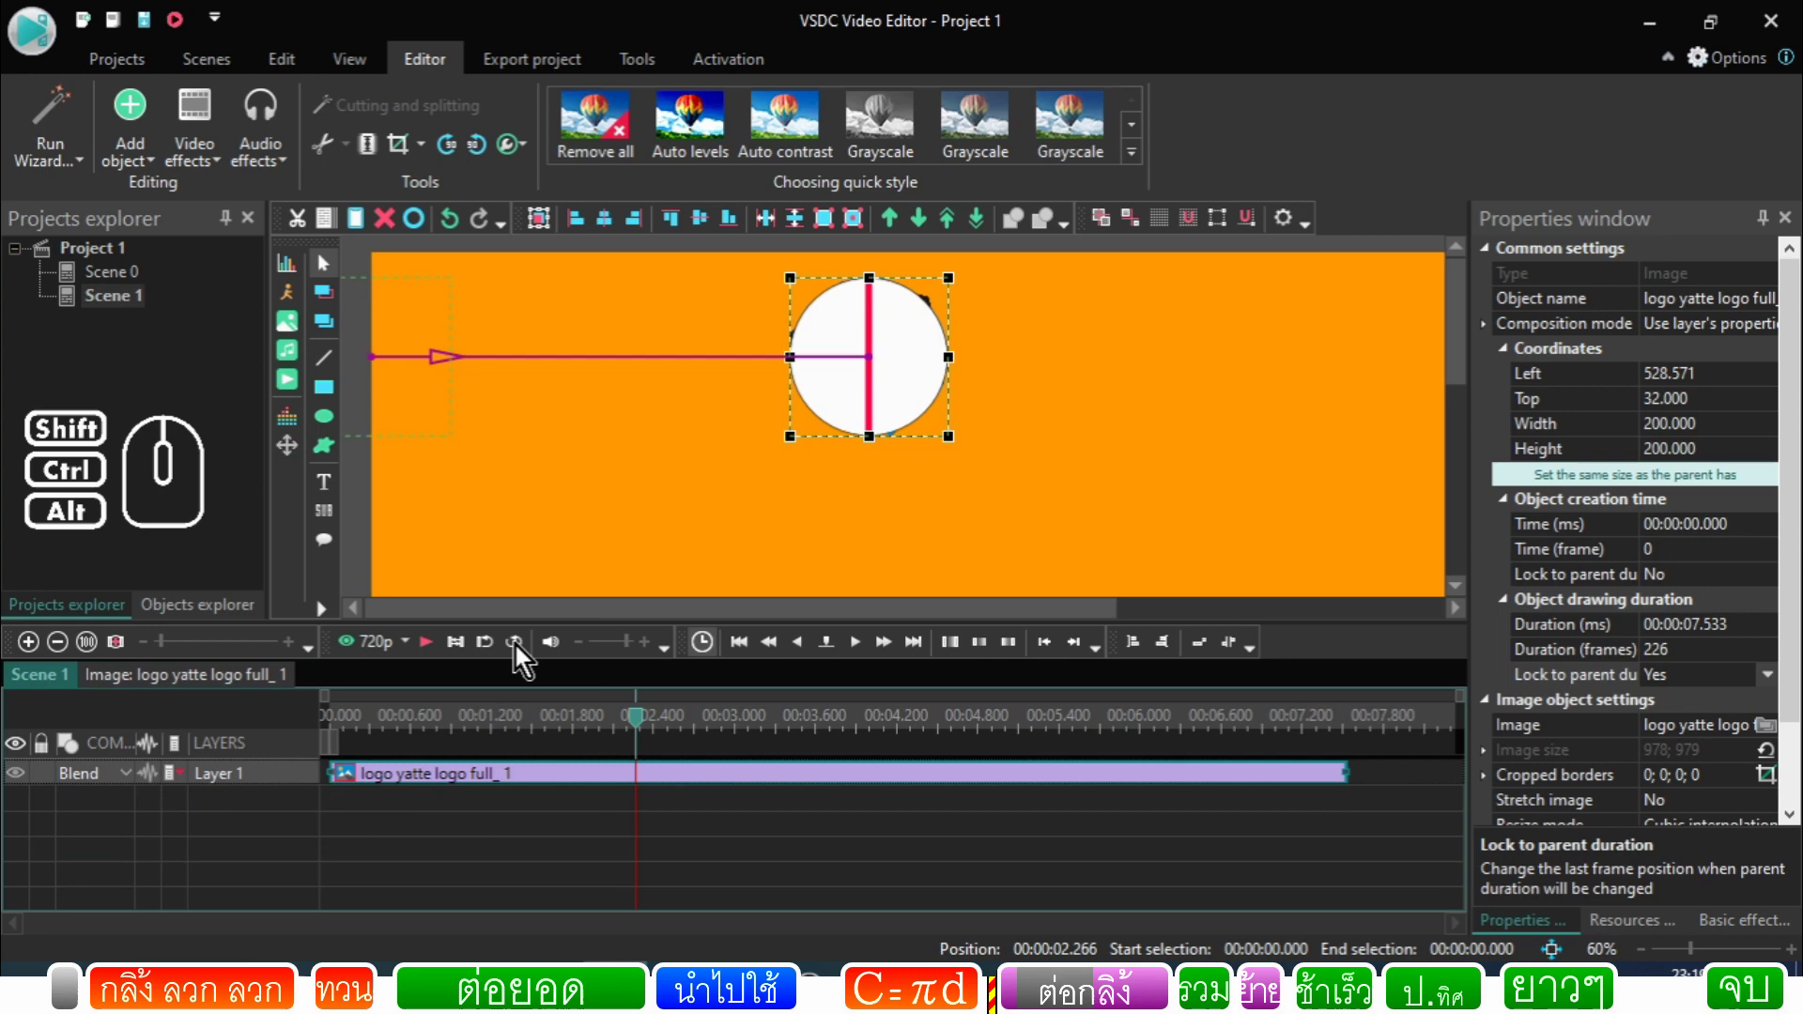
left_click_drag(640, 618, 596, 617)
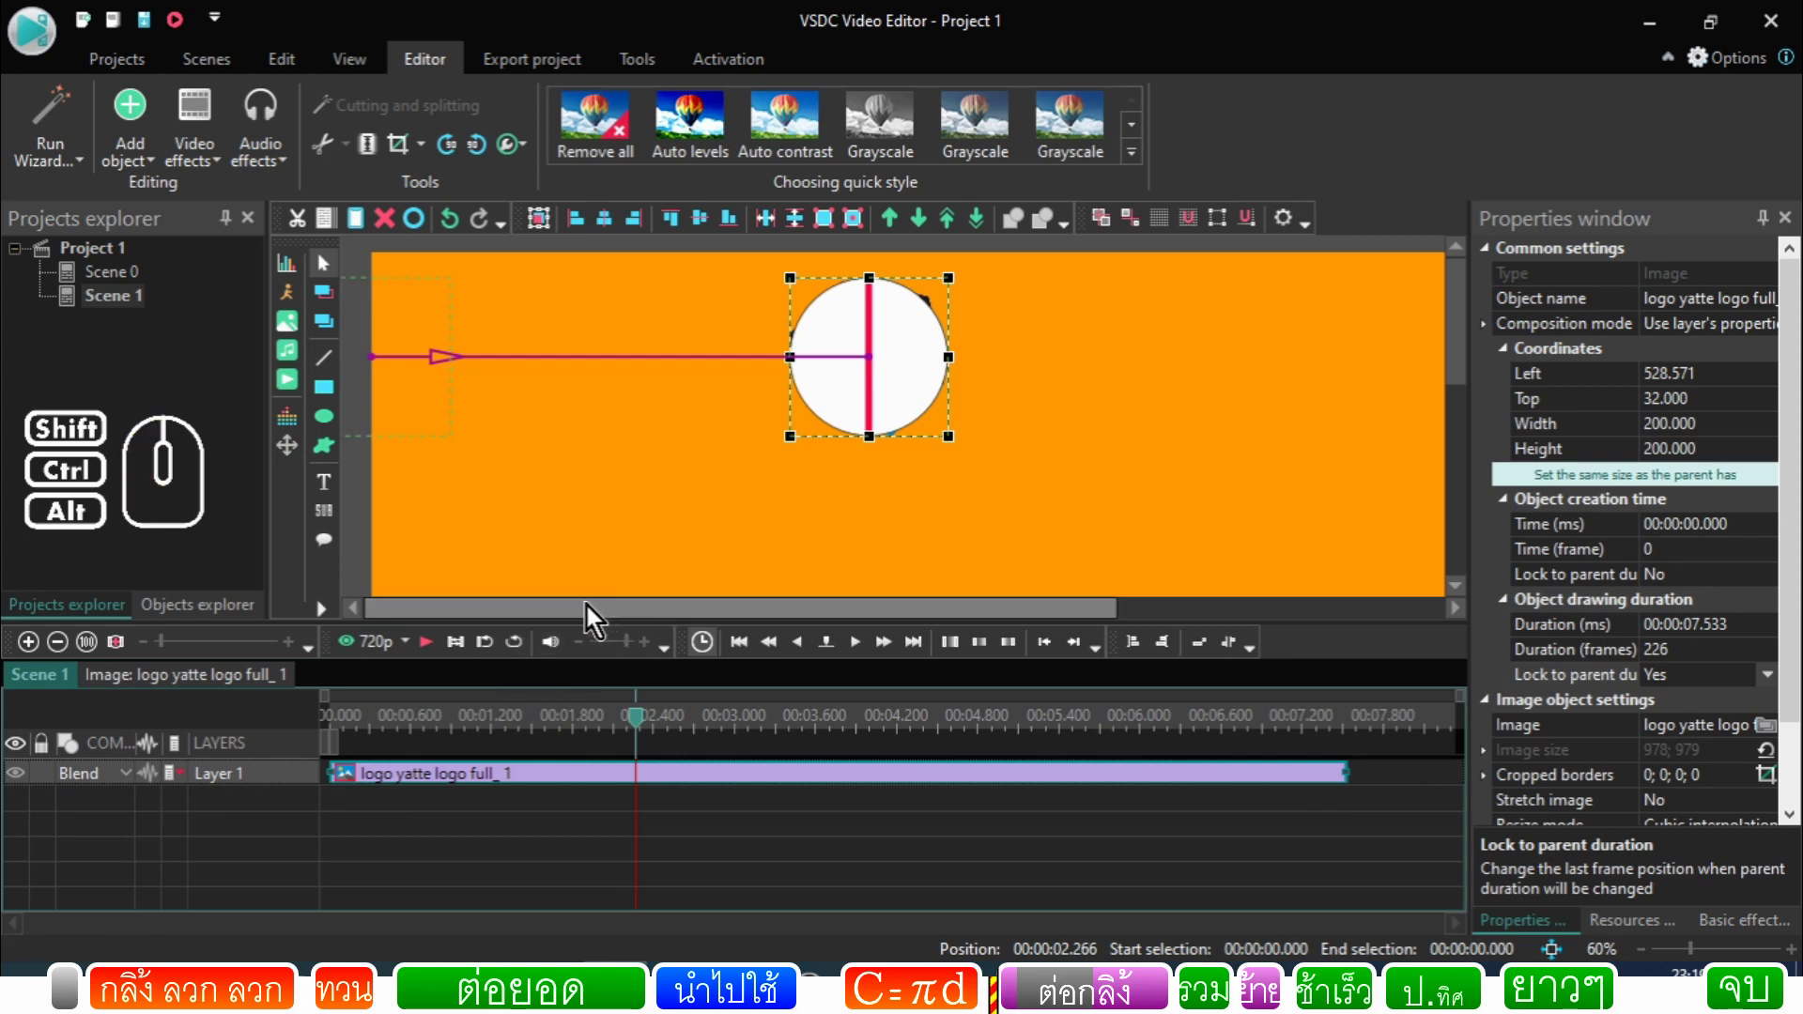
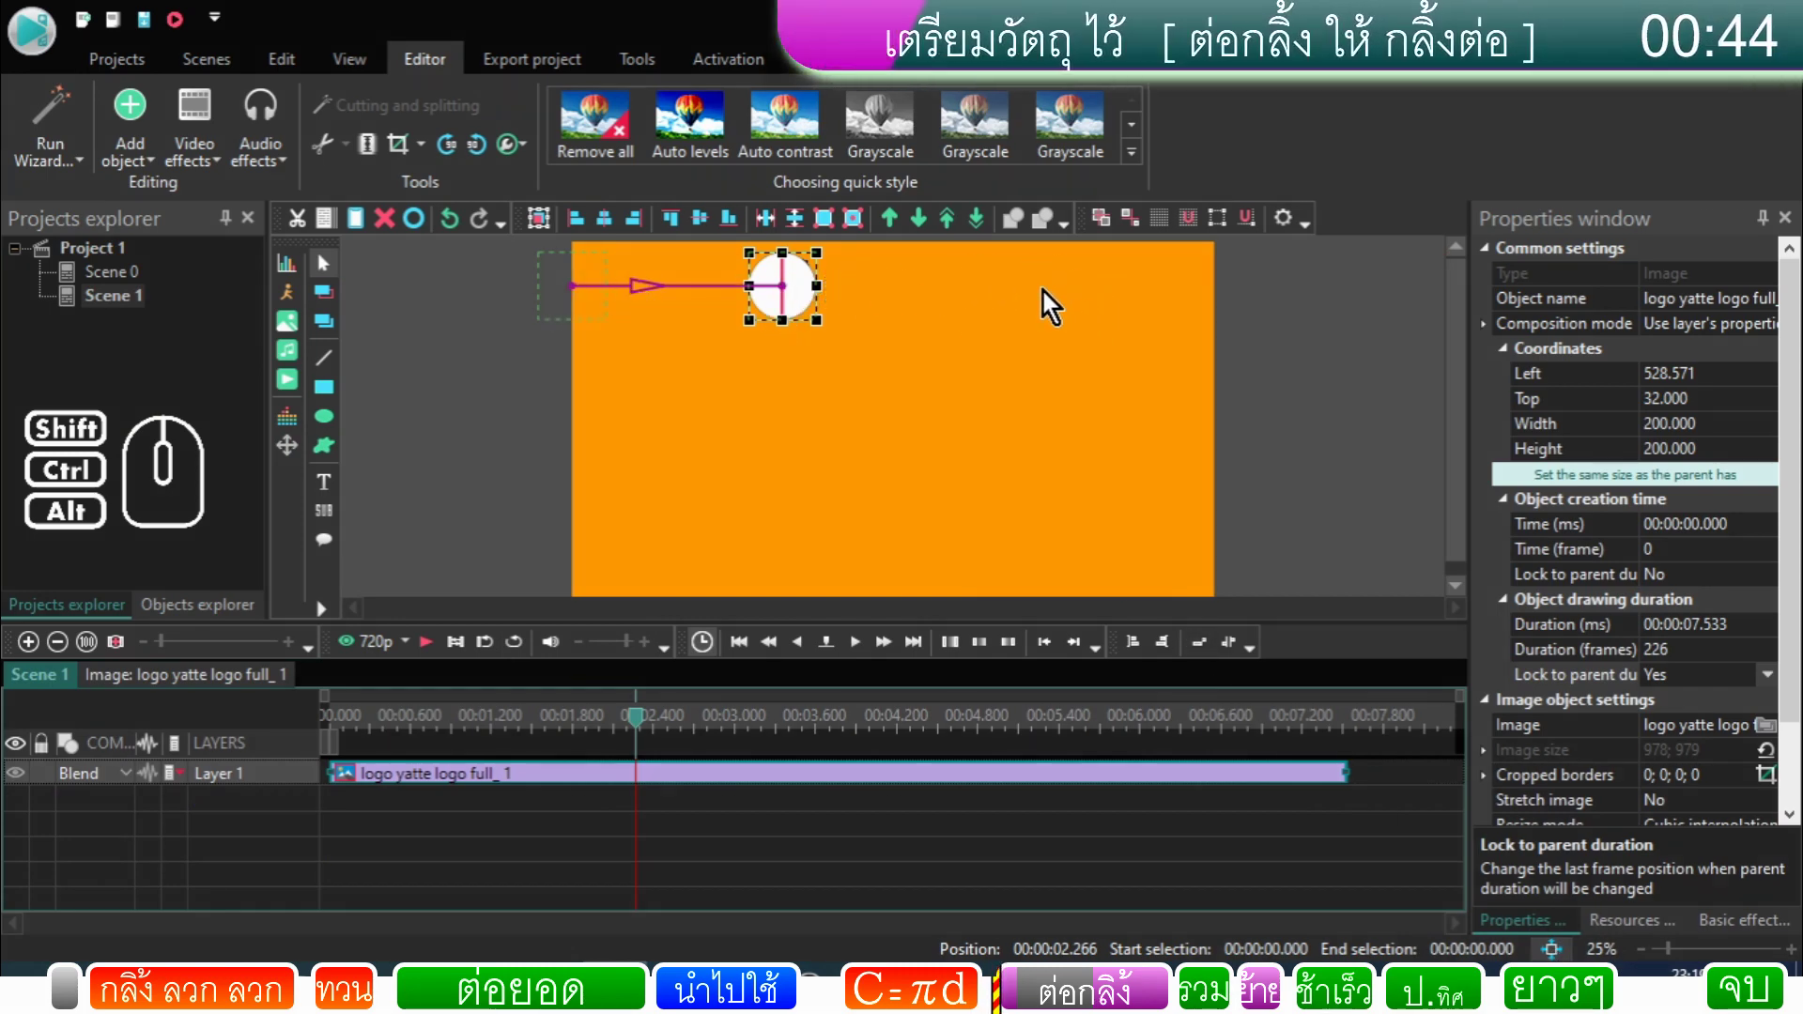
Step: Inside the logo sprite, place the playhead at the movement's end point at 2 seconds (628.571, 132)
left_click(683, 811)
left_click(661, 786)
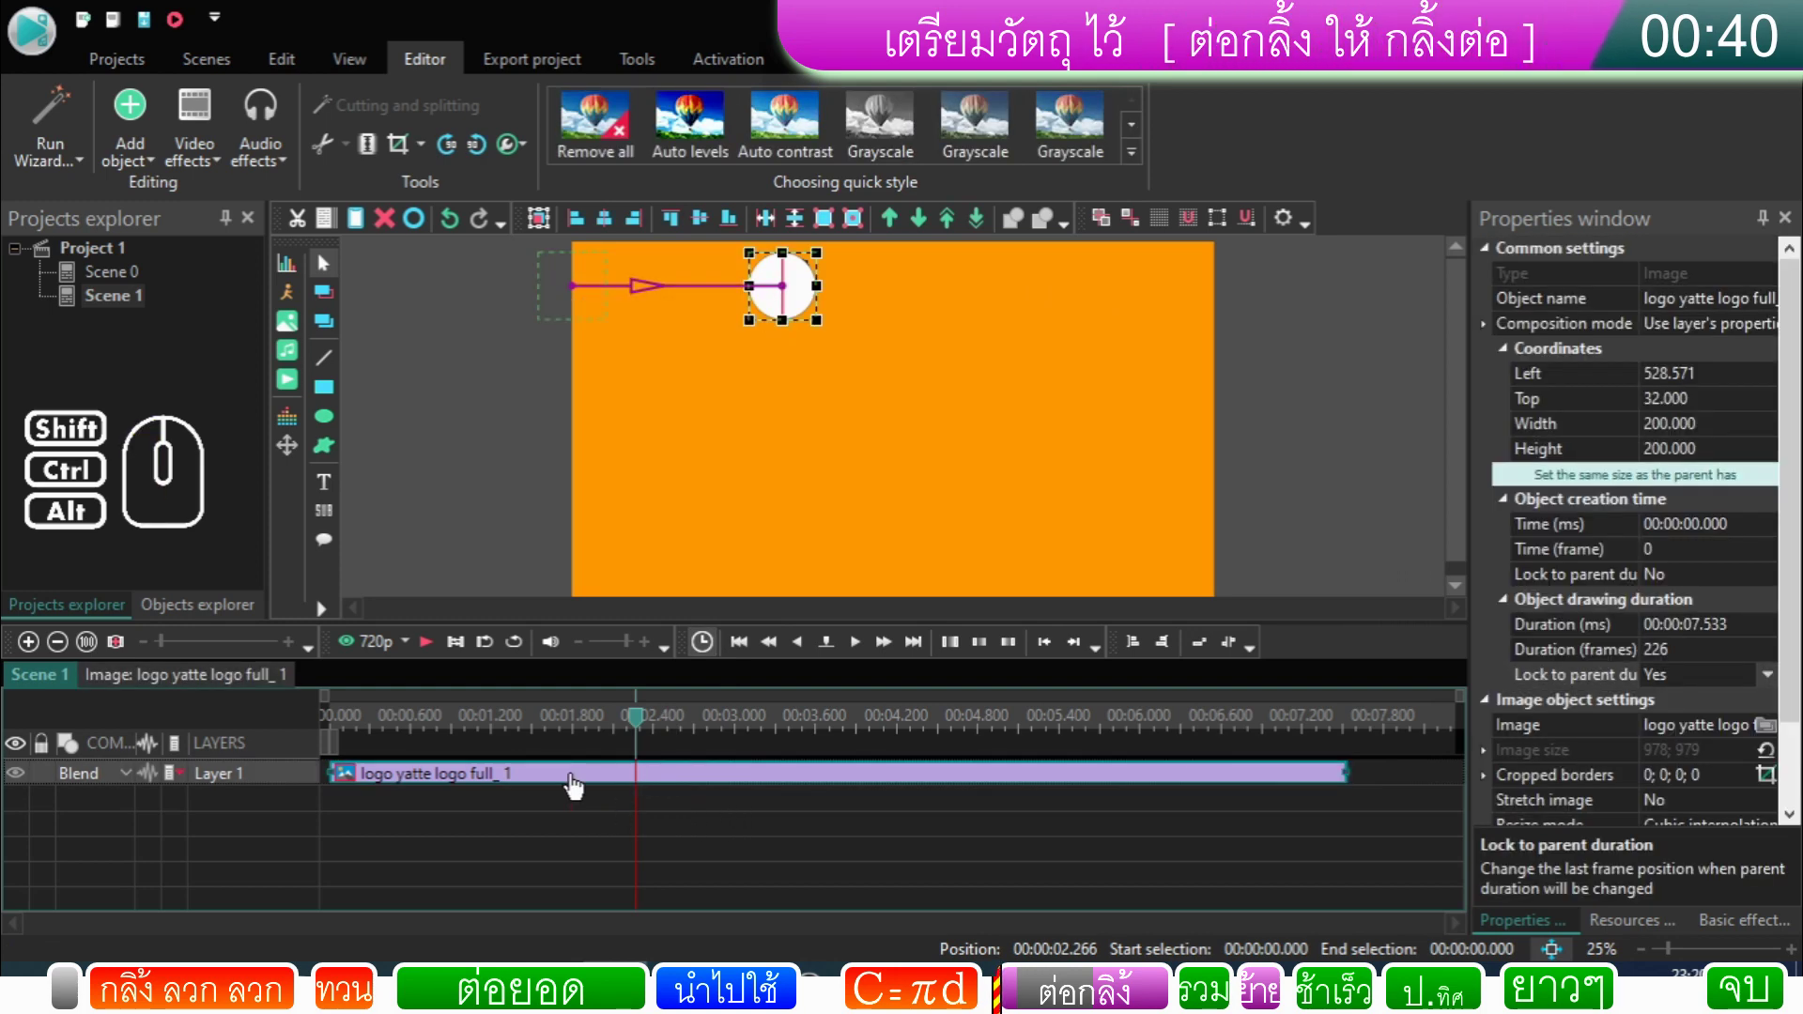
double_click(579, 786)
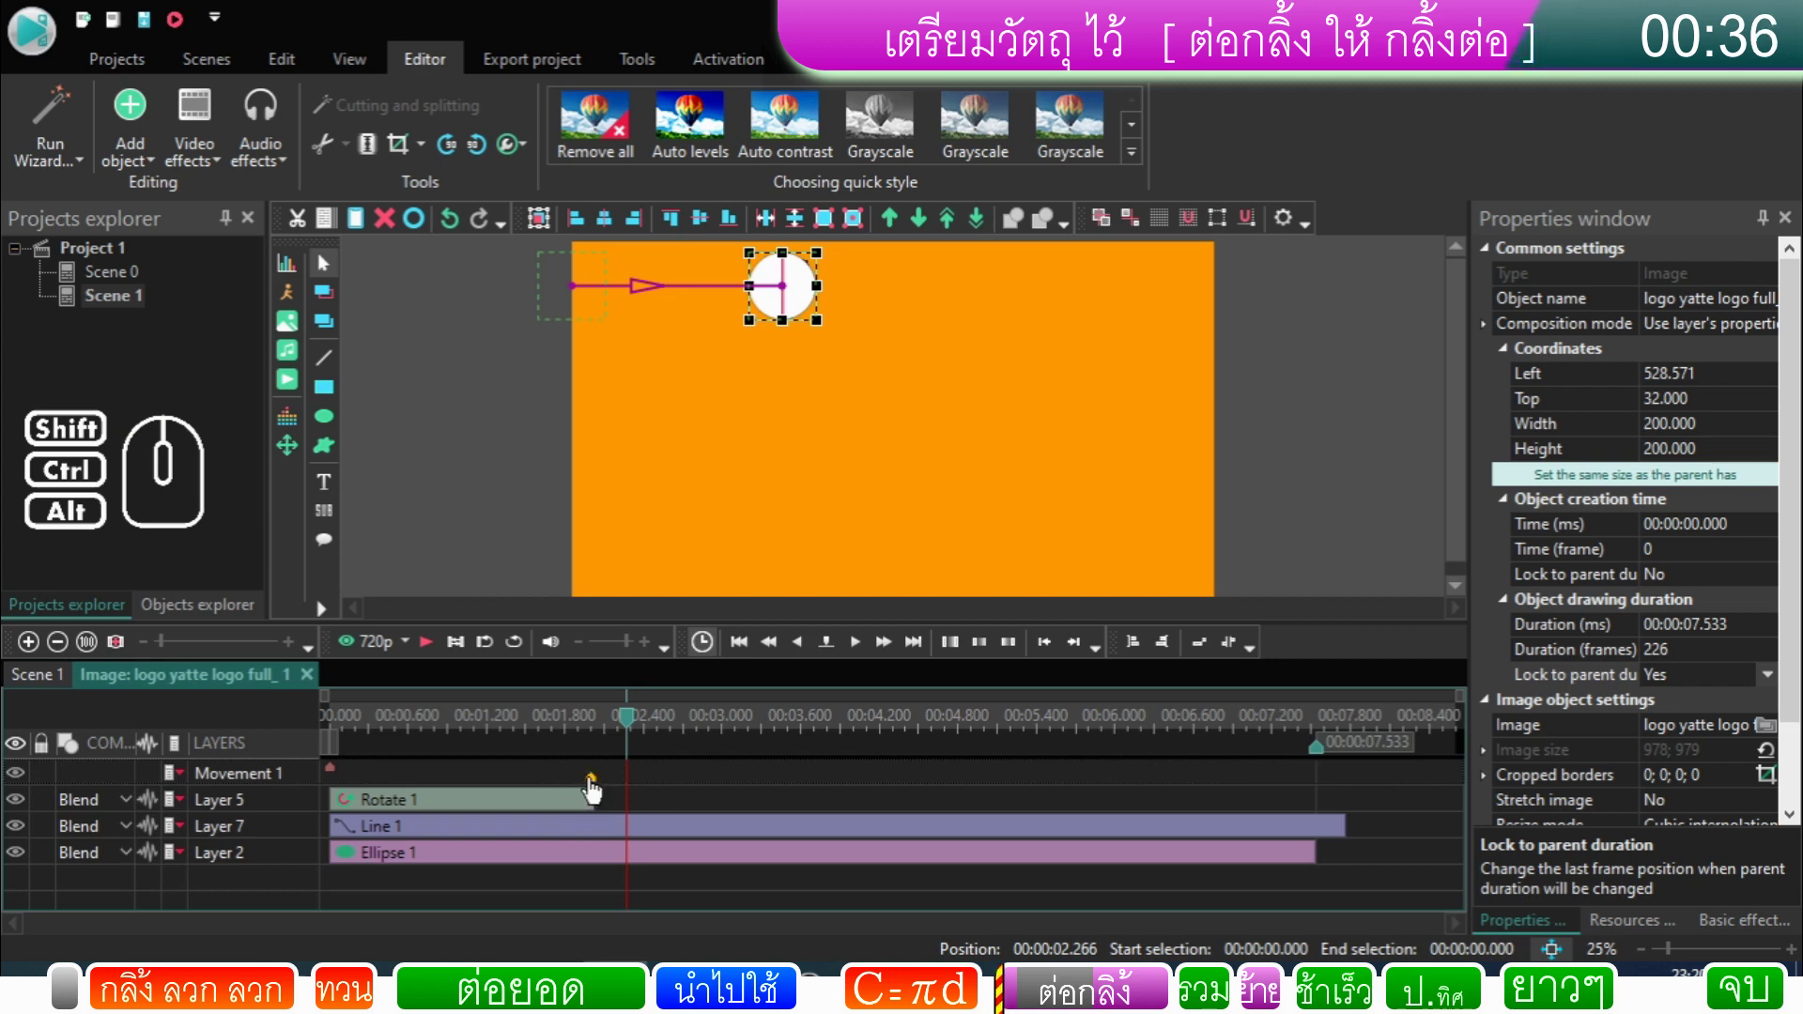
left_click(596, 790)
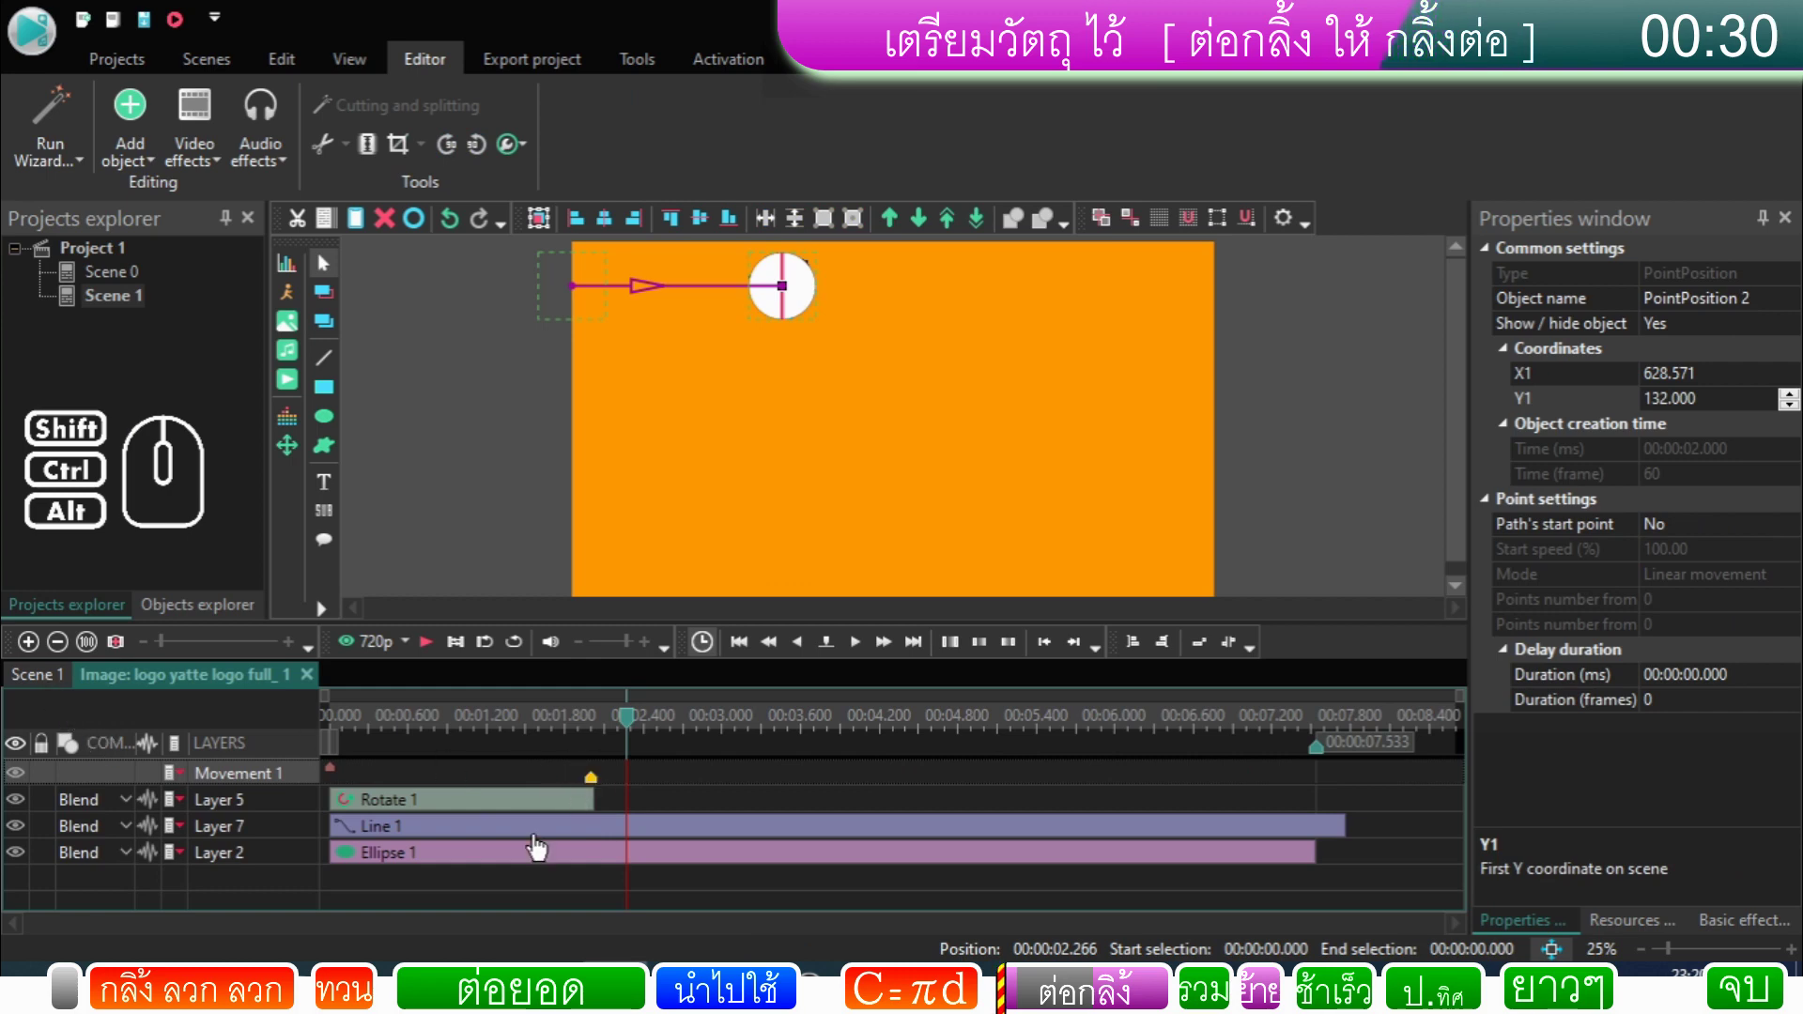
left_click(599, 789)
right_click(598, 790)
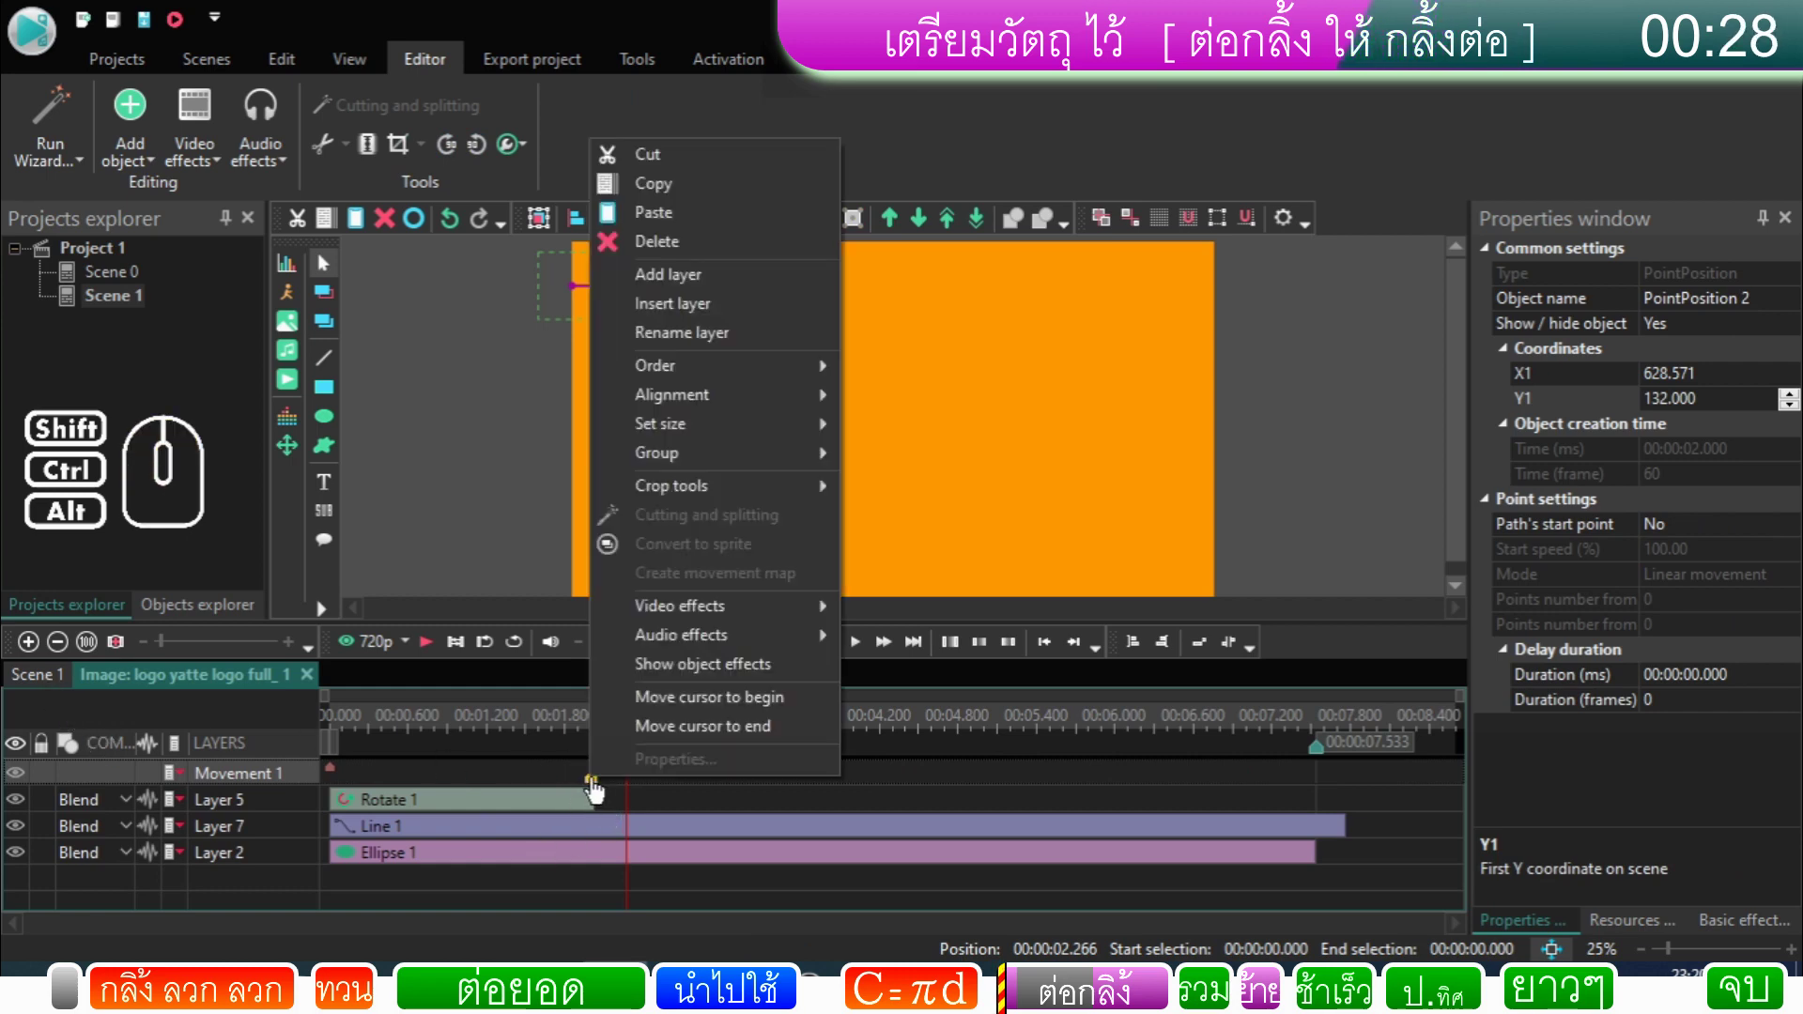
left_click(599, 790)
right_click(599, 790)
left_click(644, 746)
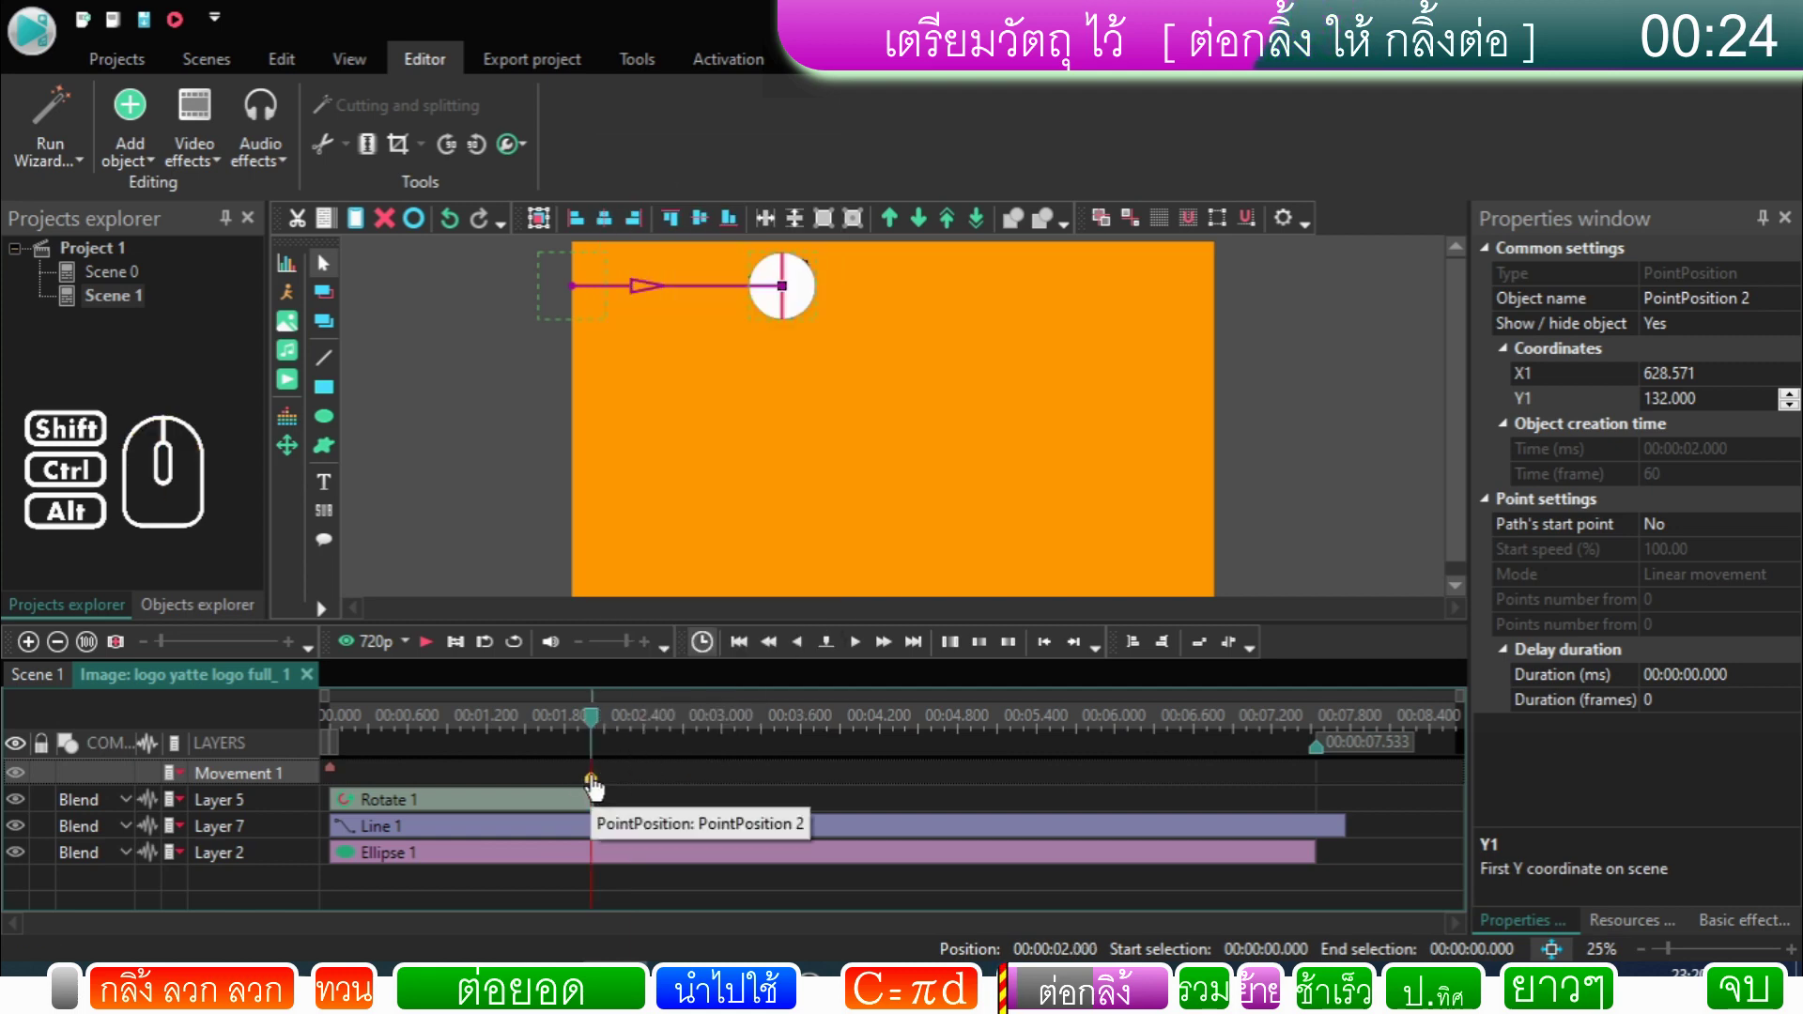
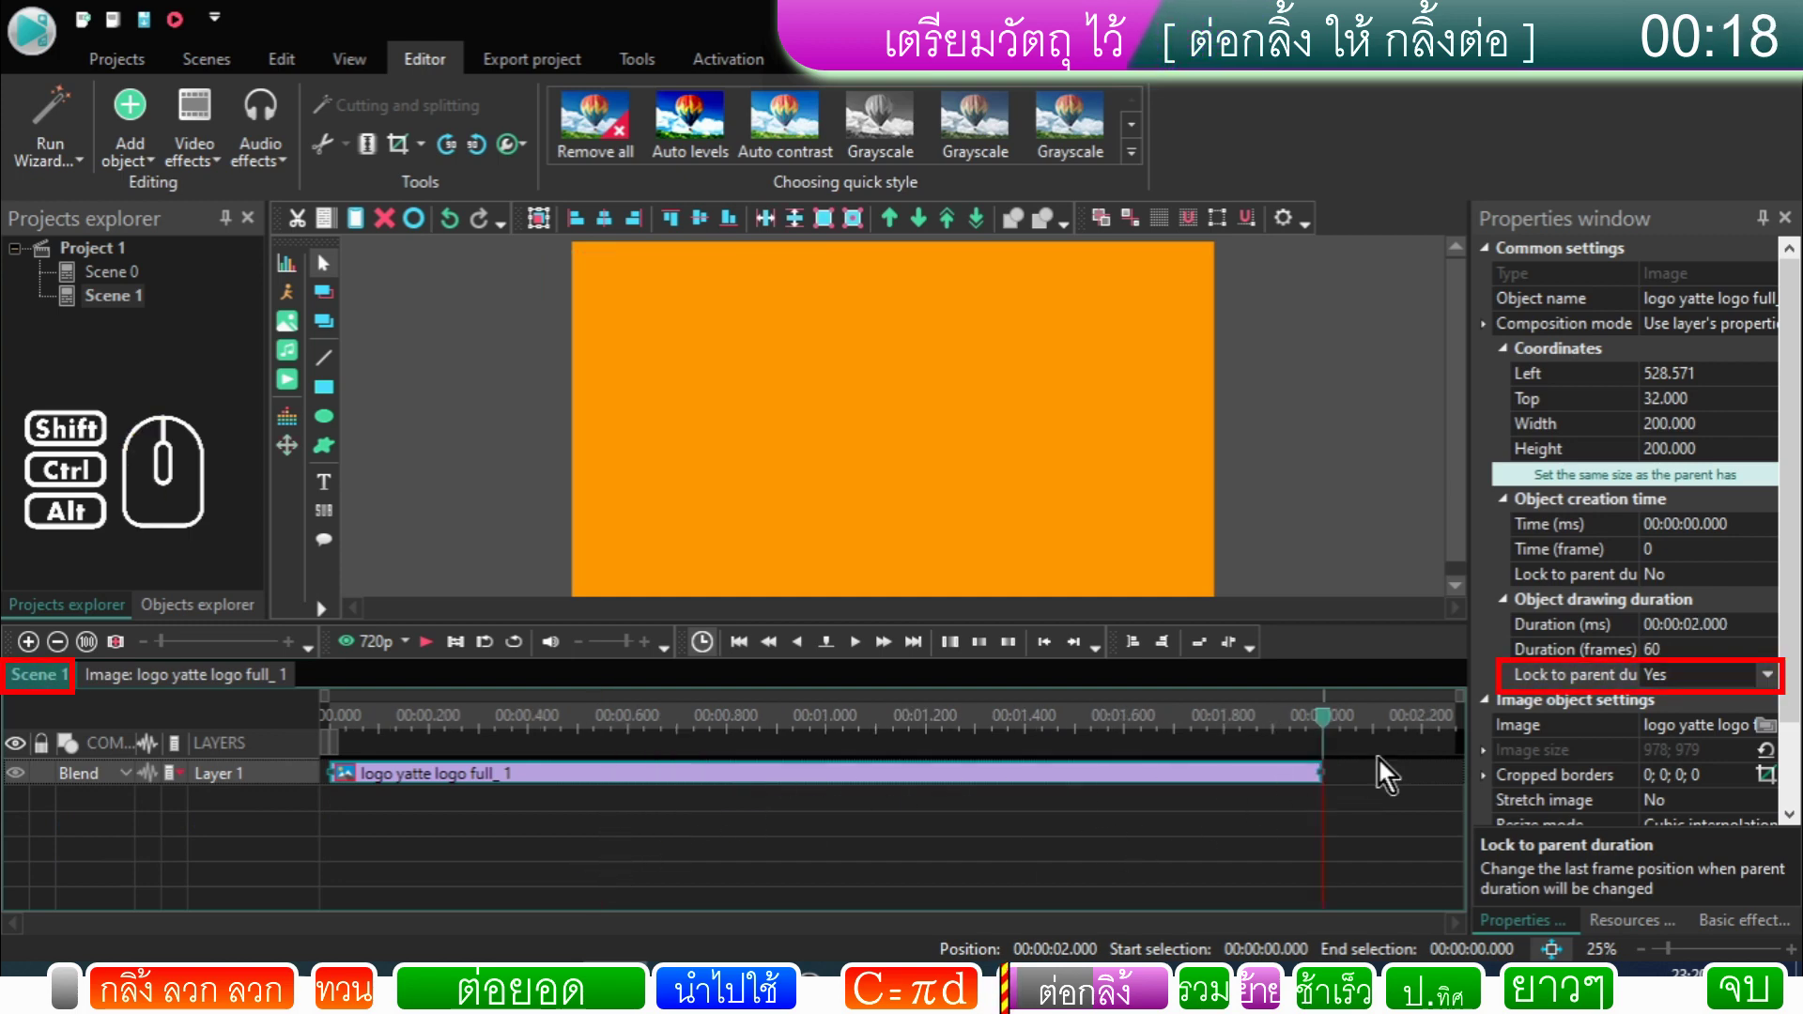
Step: Rewind the playhead and play the two-second logo roll
left_click(1173, 732)
left_click_drag(1164, 728, 343, 796)
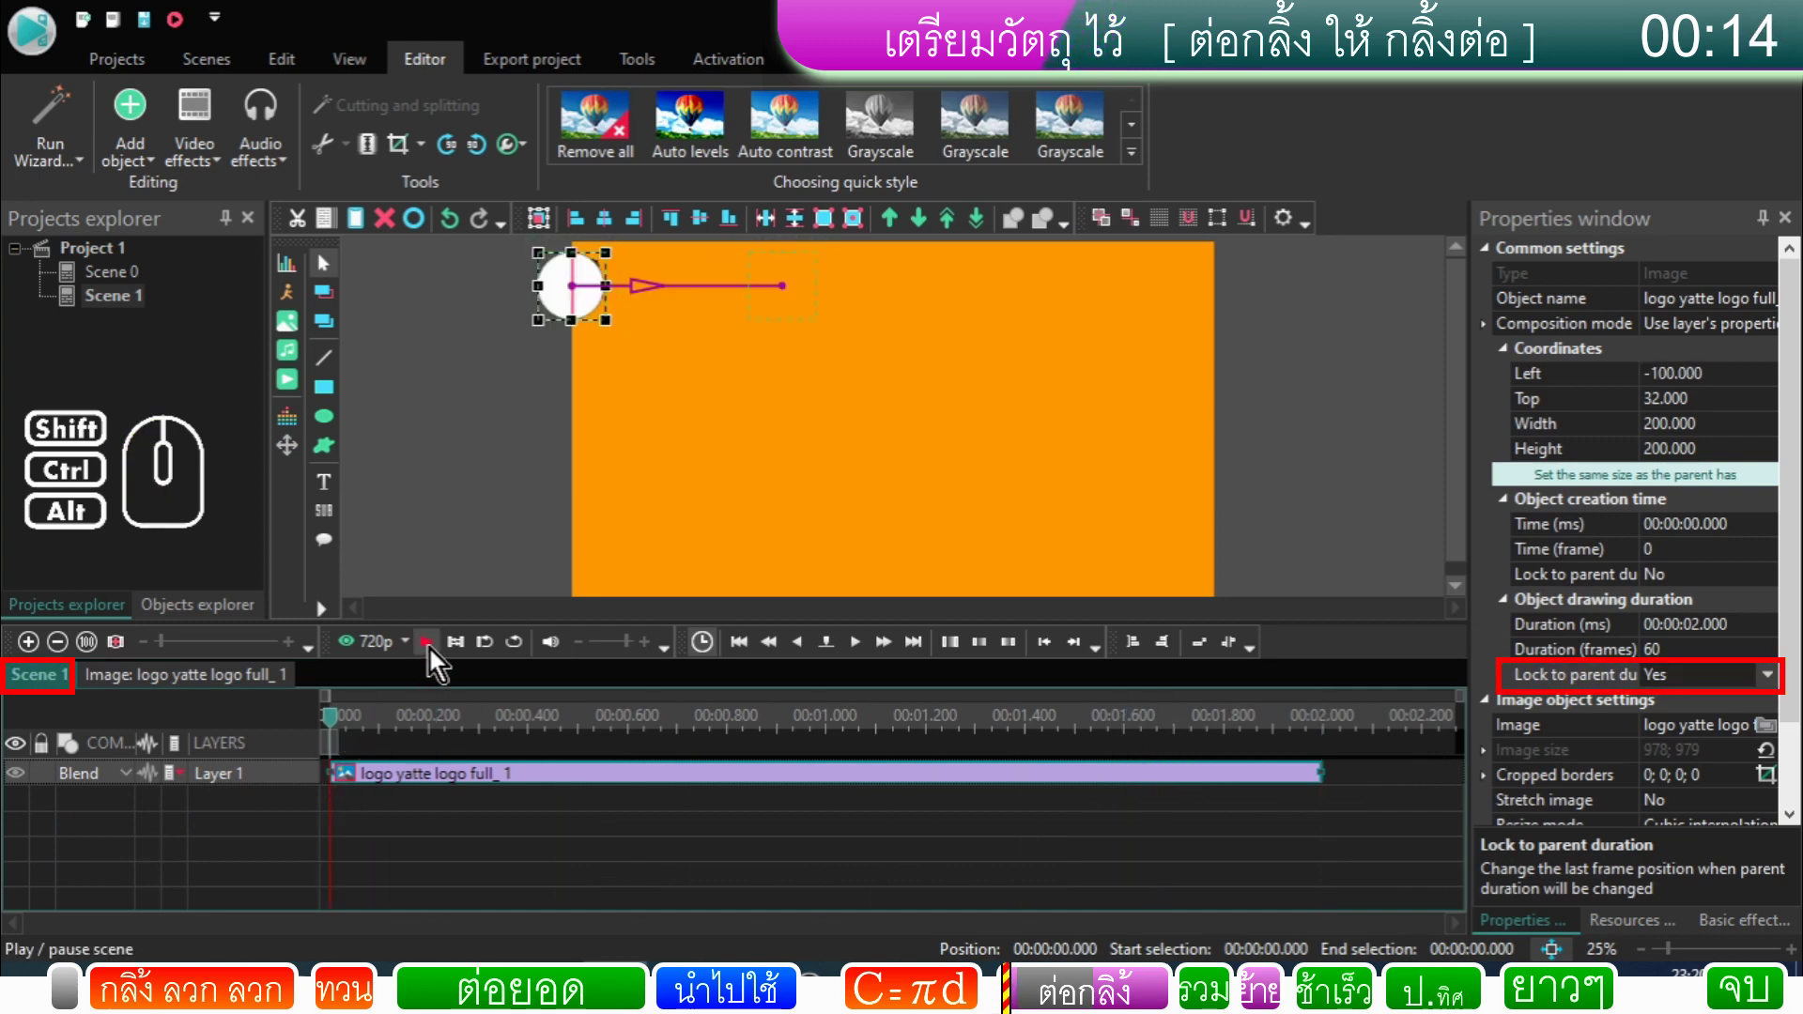
left_click(436, 658)
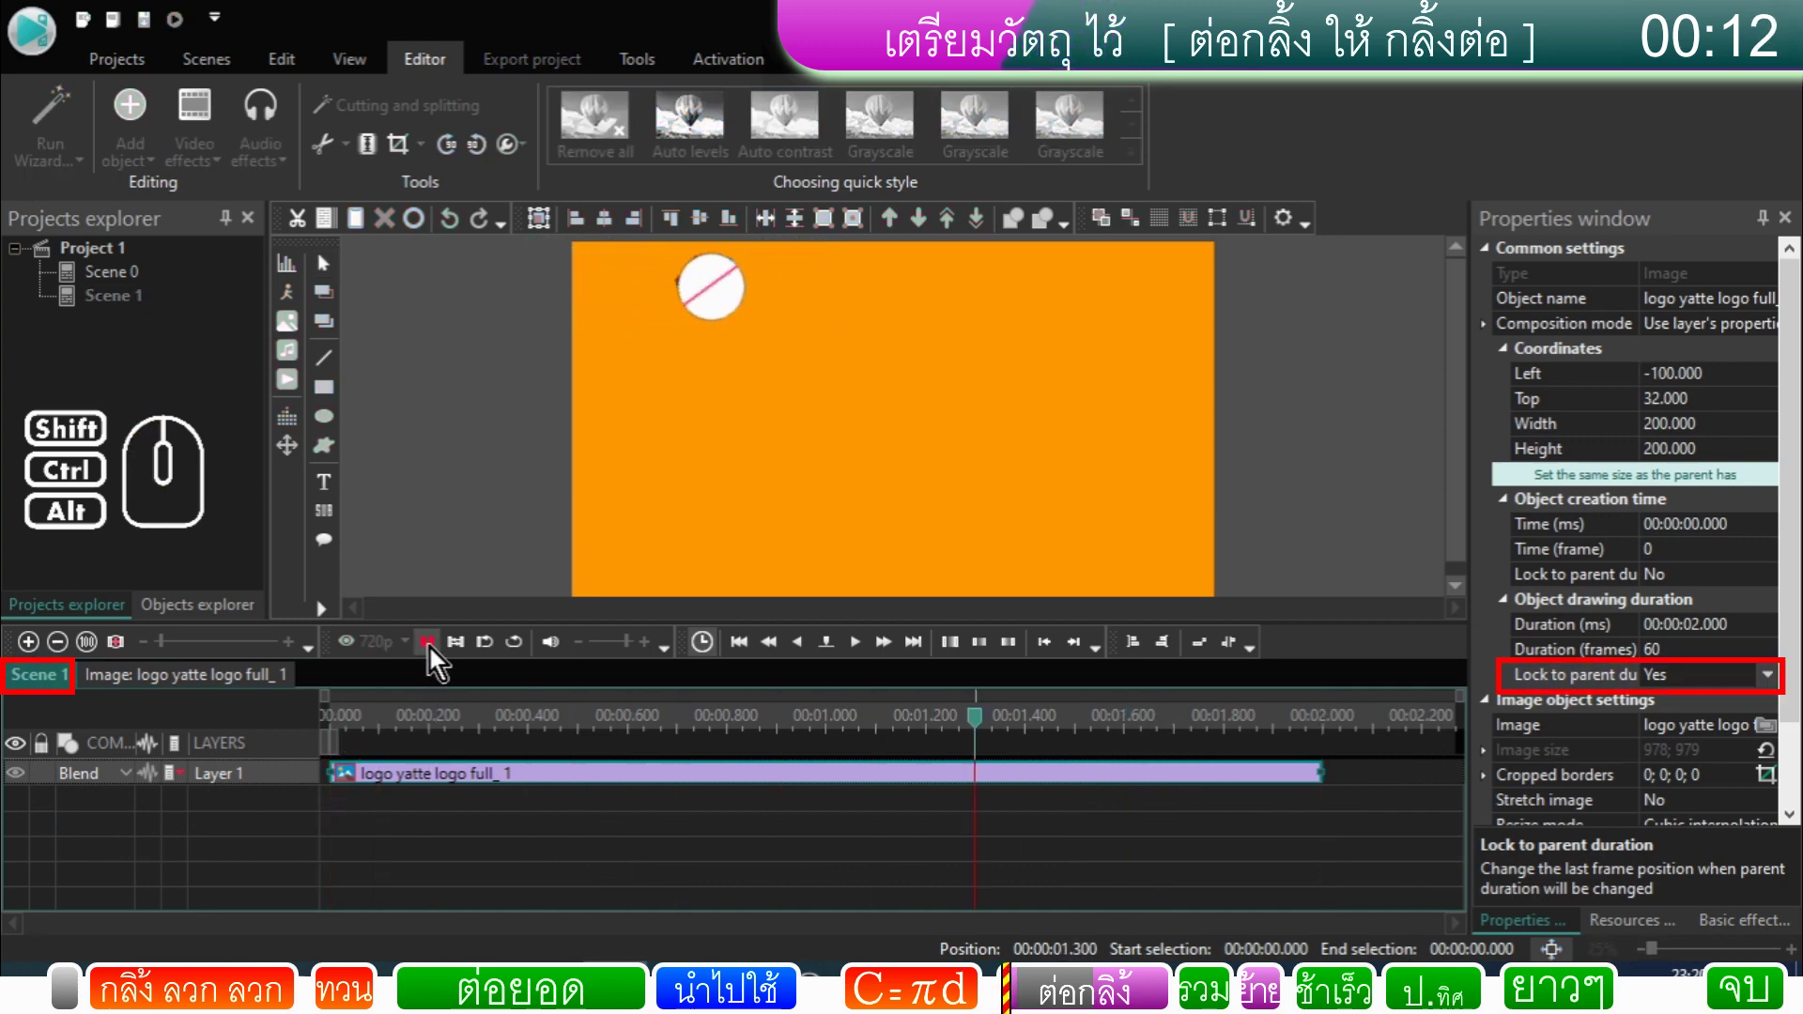
left_click(436, 657)
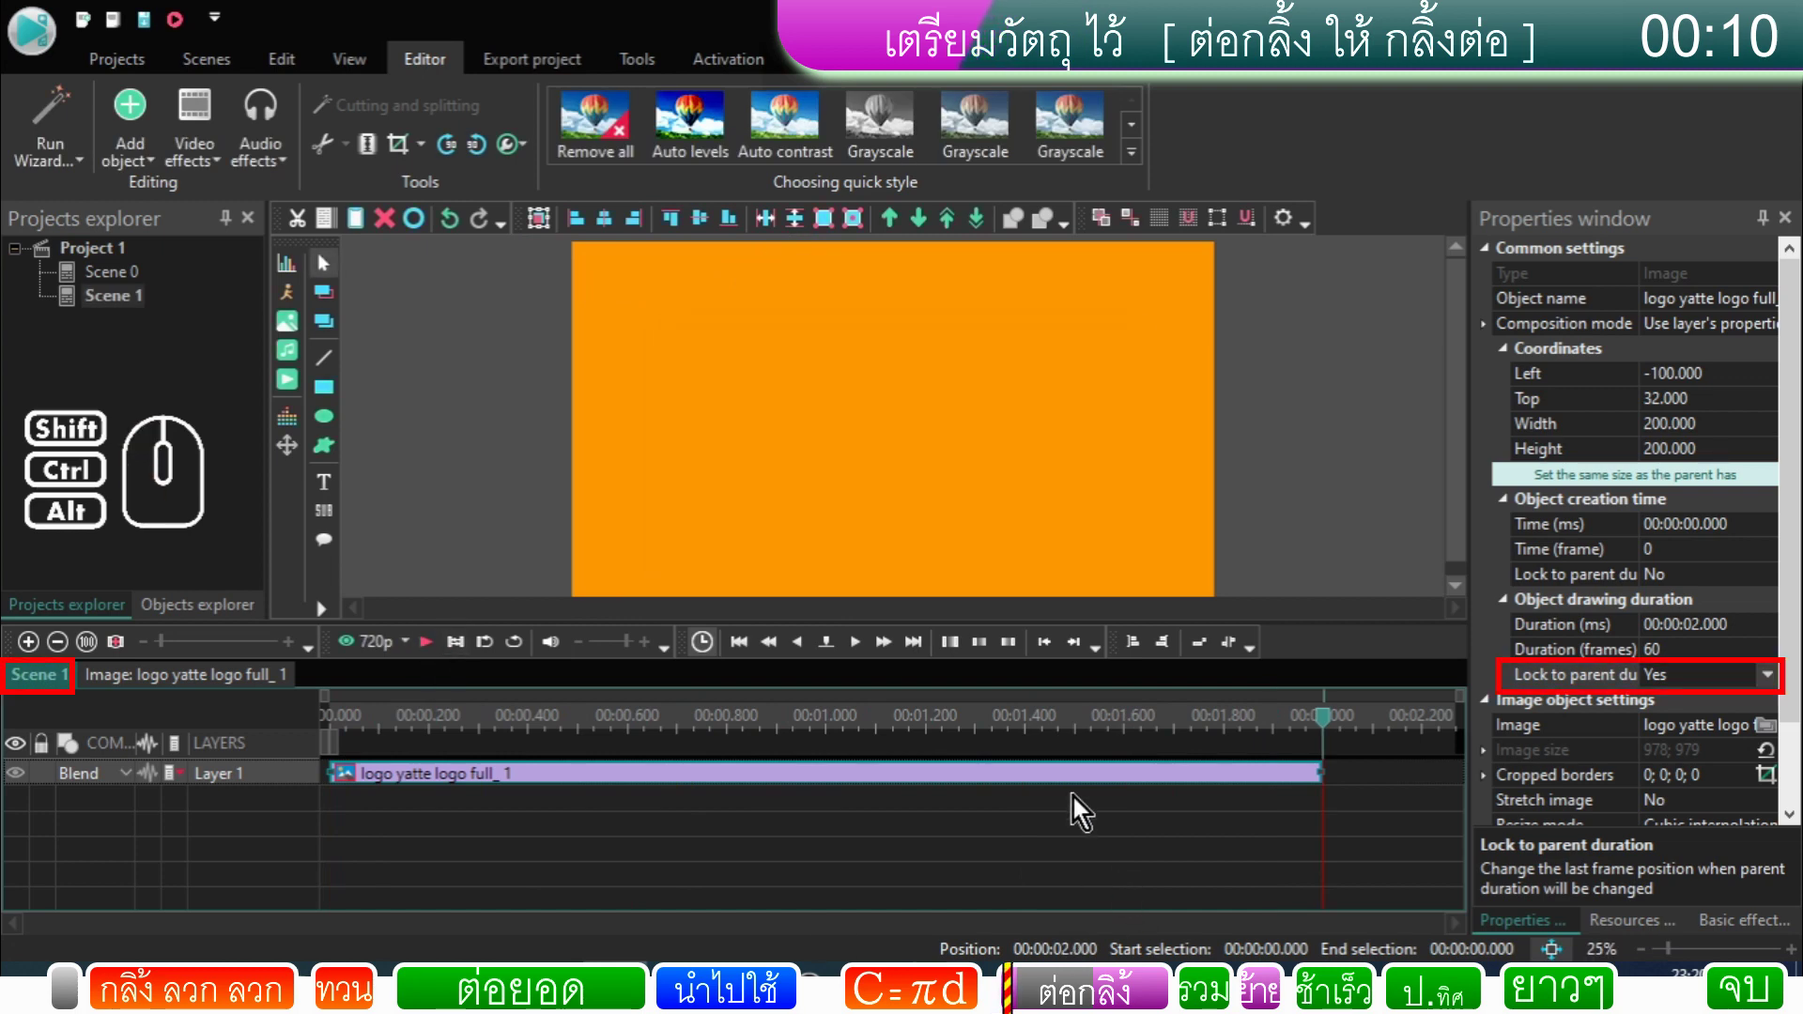
Step: Duplicate the logo clip and drag the copy to follow the original, extending to 4 seconds
left_click(524, 777)
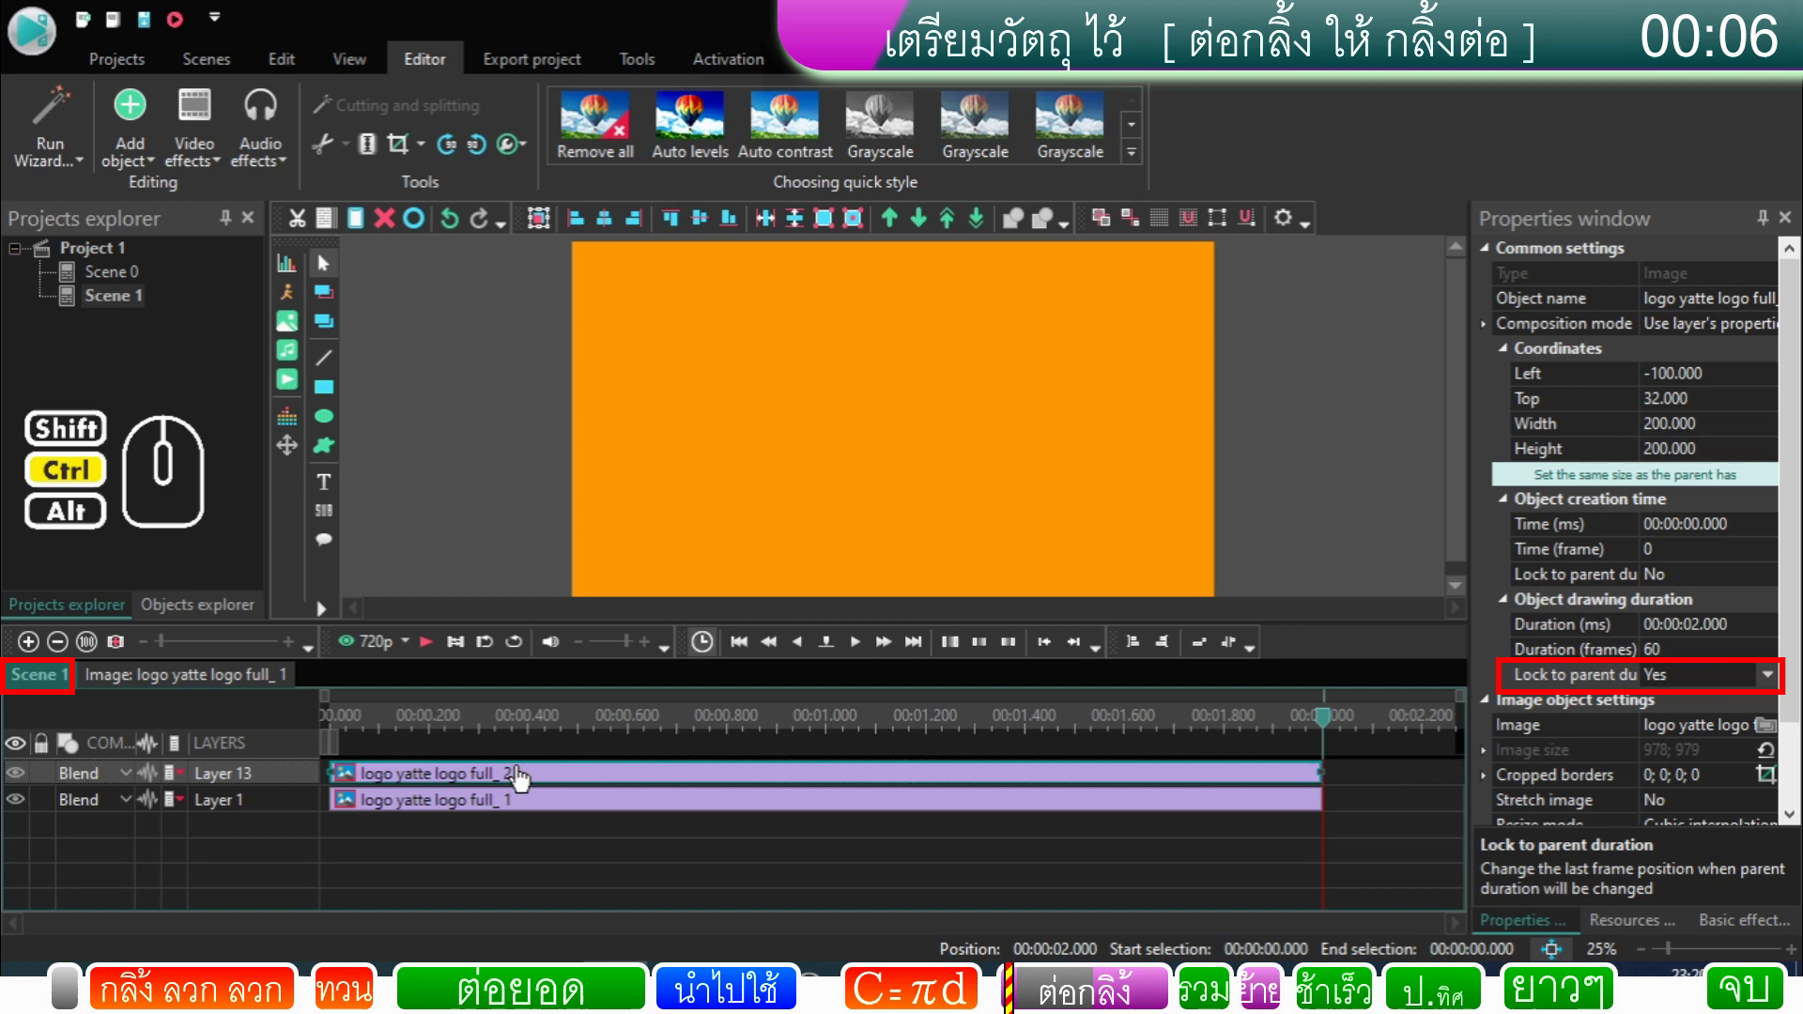
left_click_drag(481, 781, 1078, 812)
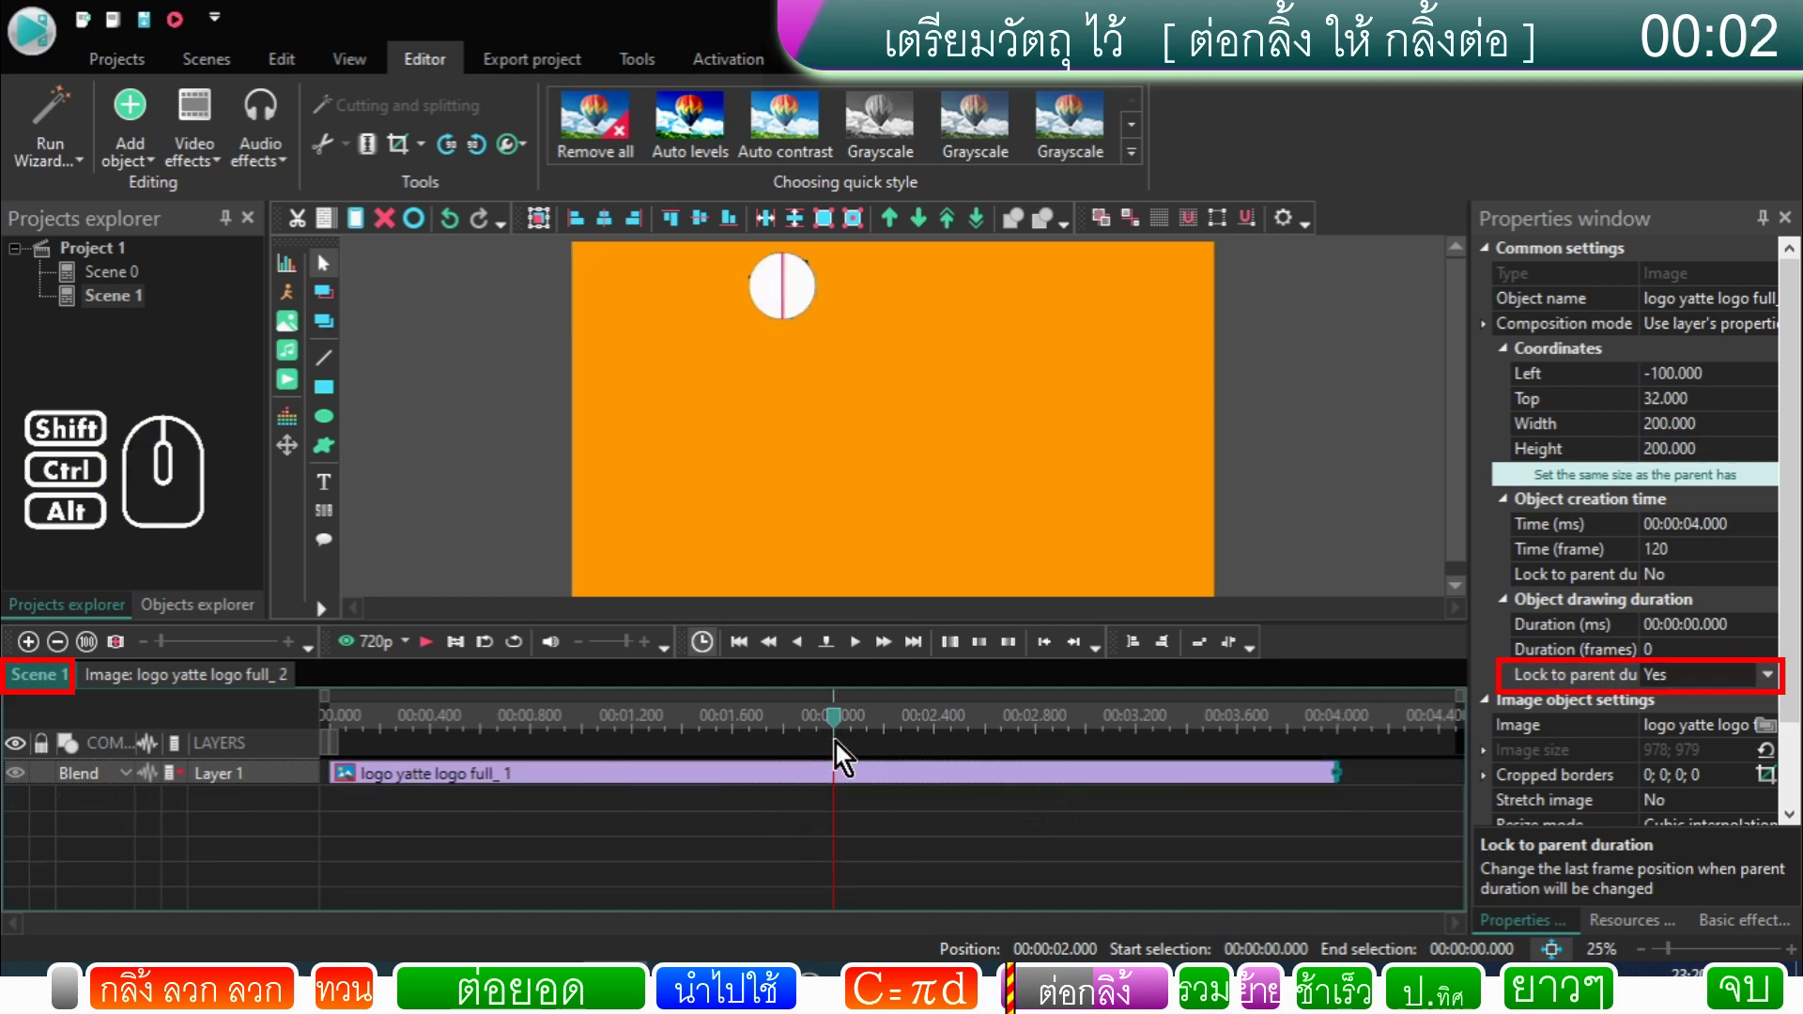
left_click_drag(843, 728, 801, 727)
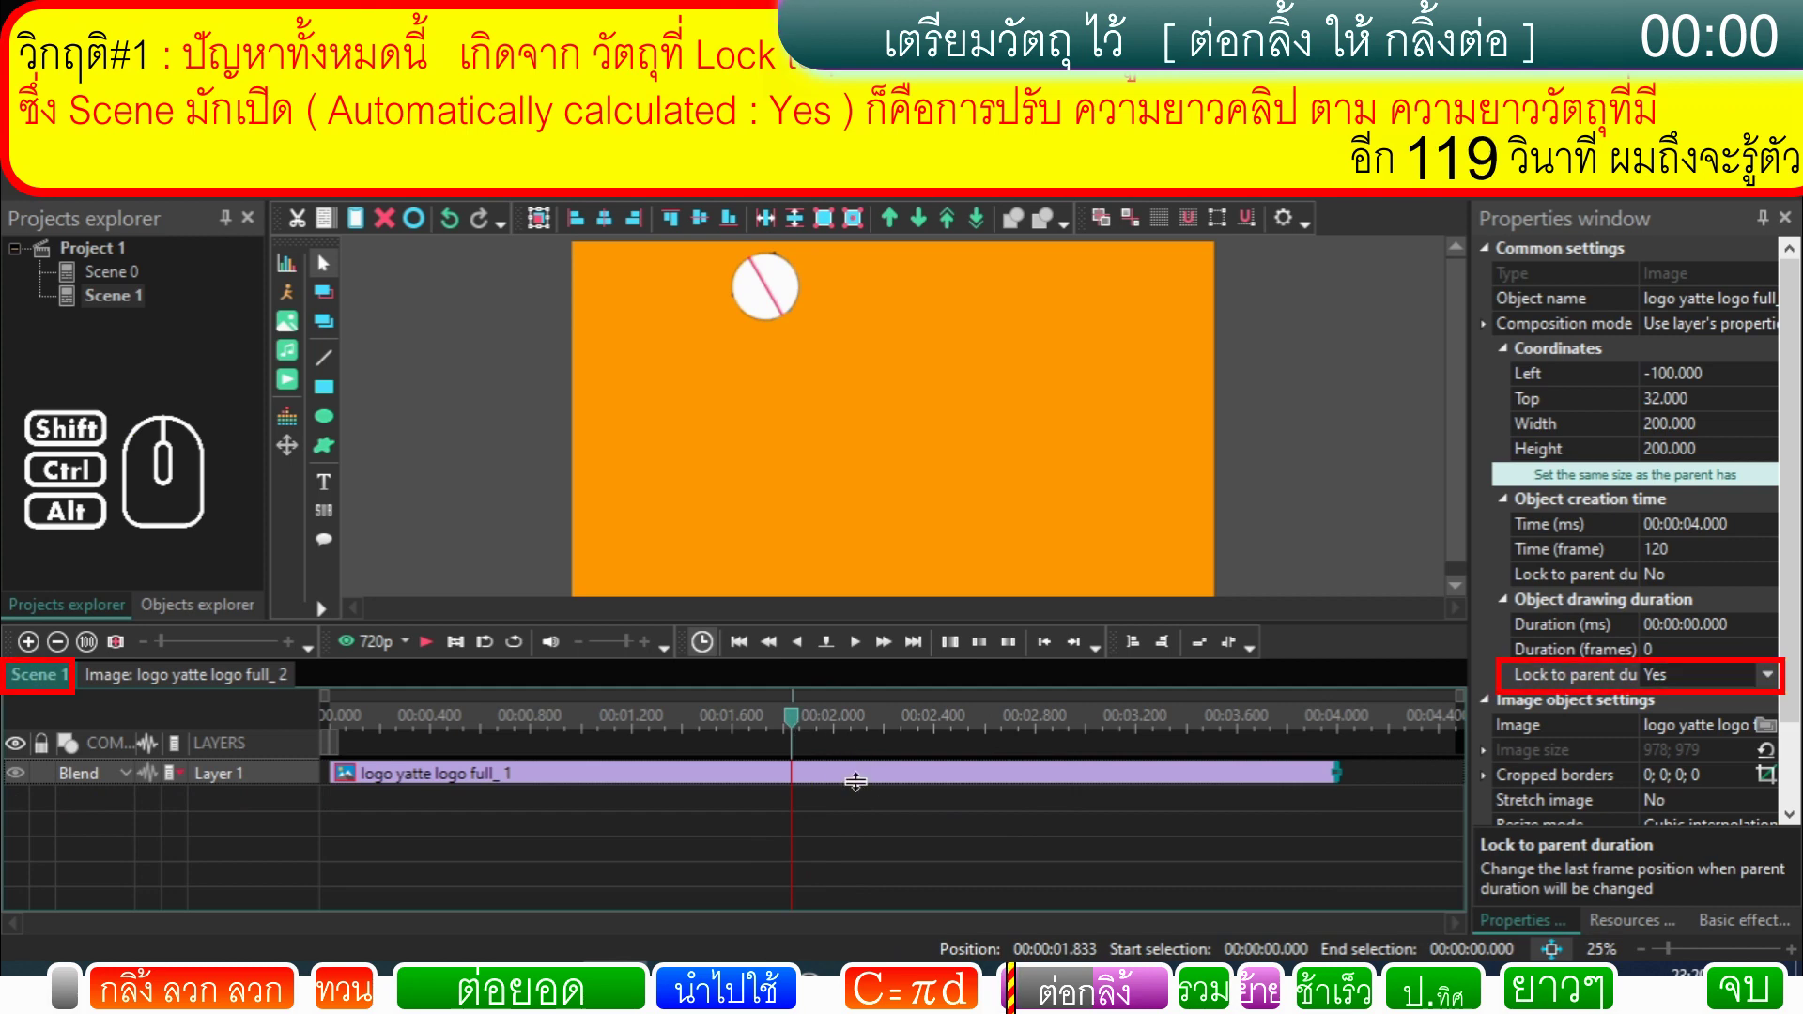
Step: Adjust the logo clips' edges, duplicate the clip and remove the stray zero-length copy
left_click(866, 776)
left_click_drag(865, 777, 852, 797)
left_click(852, 784)
left_click_drag(851, 805, 842, 815)
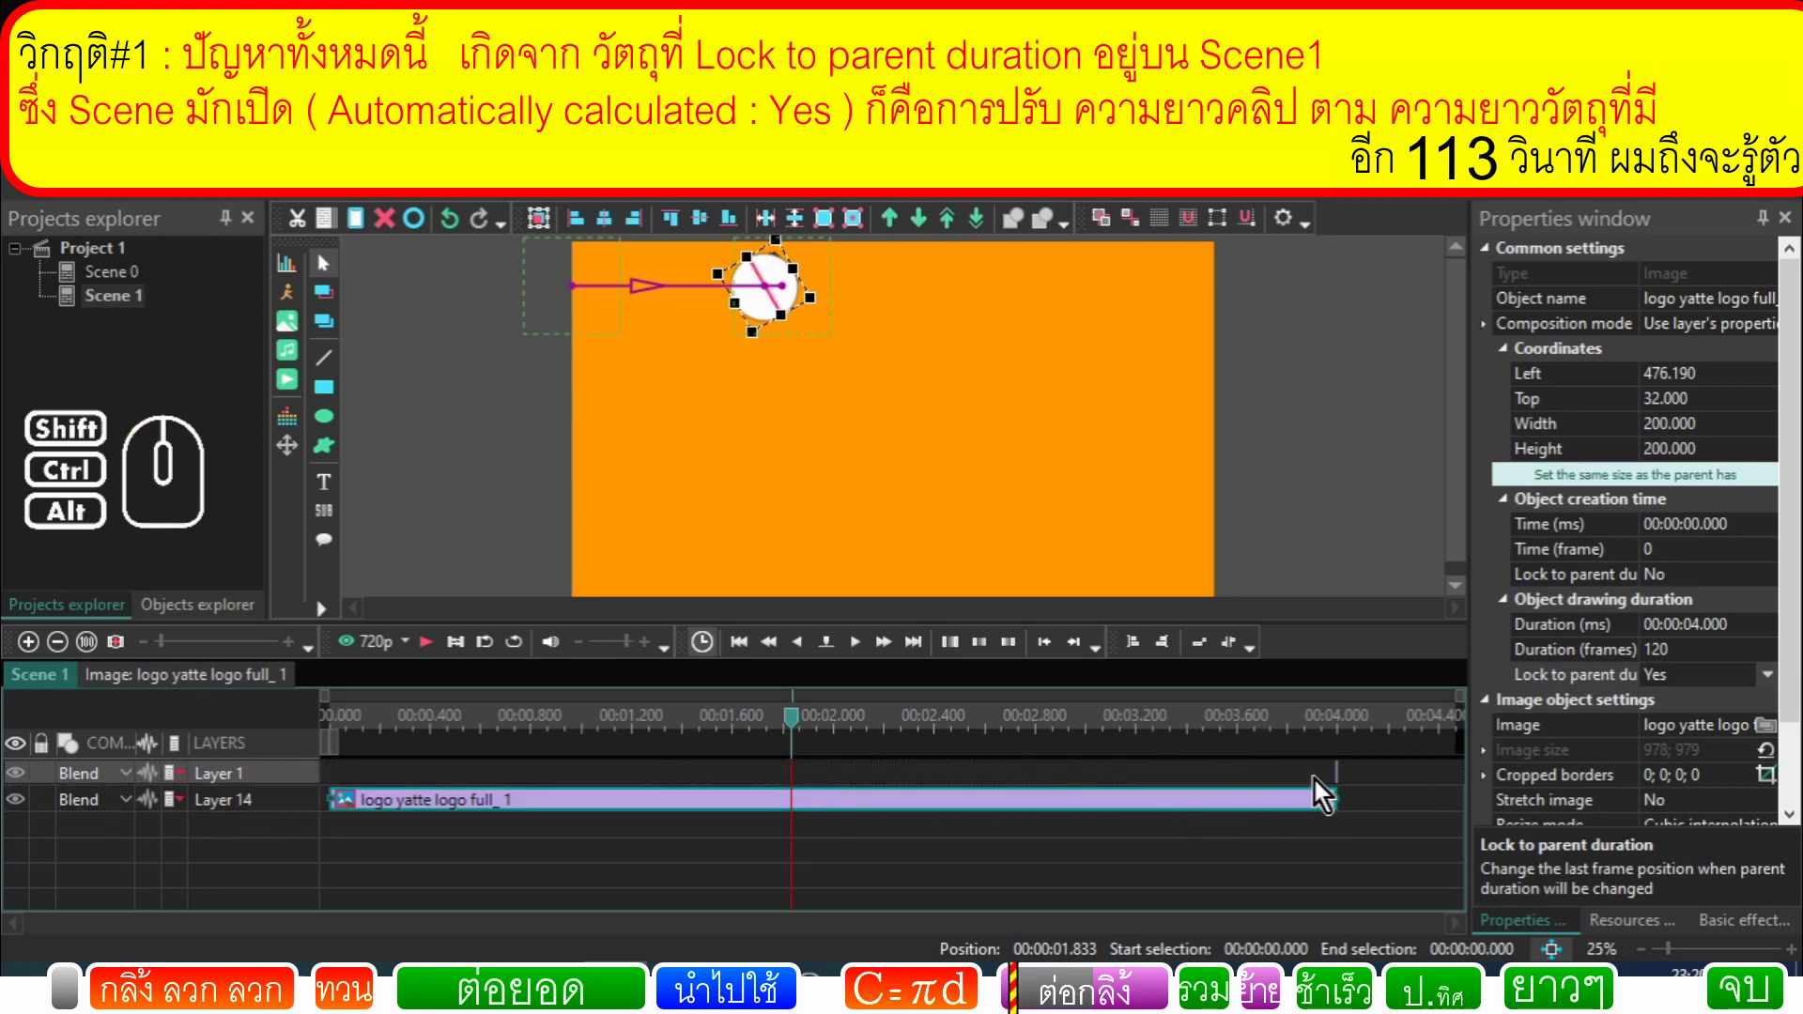
left_click_drag(1320, 779, 1358, 790)
left_click(1348, 785)
left_click(1347, 783)
left_click_drag(1332, 786, 1357, 793)
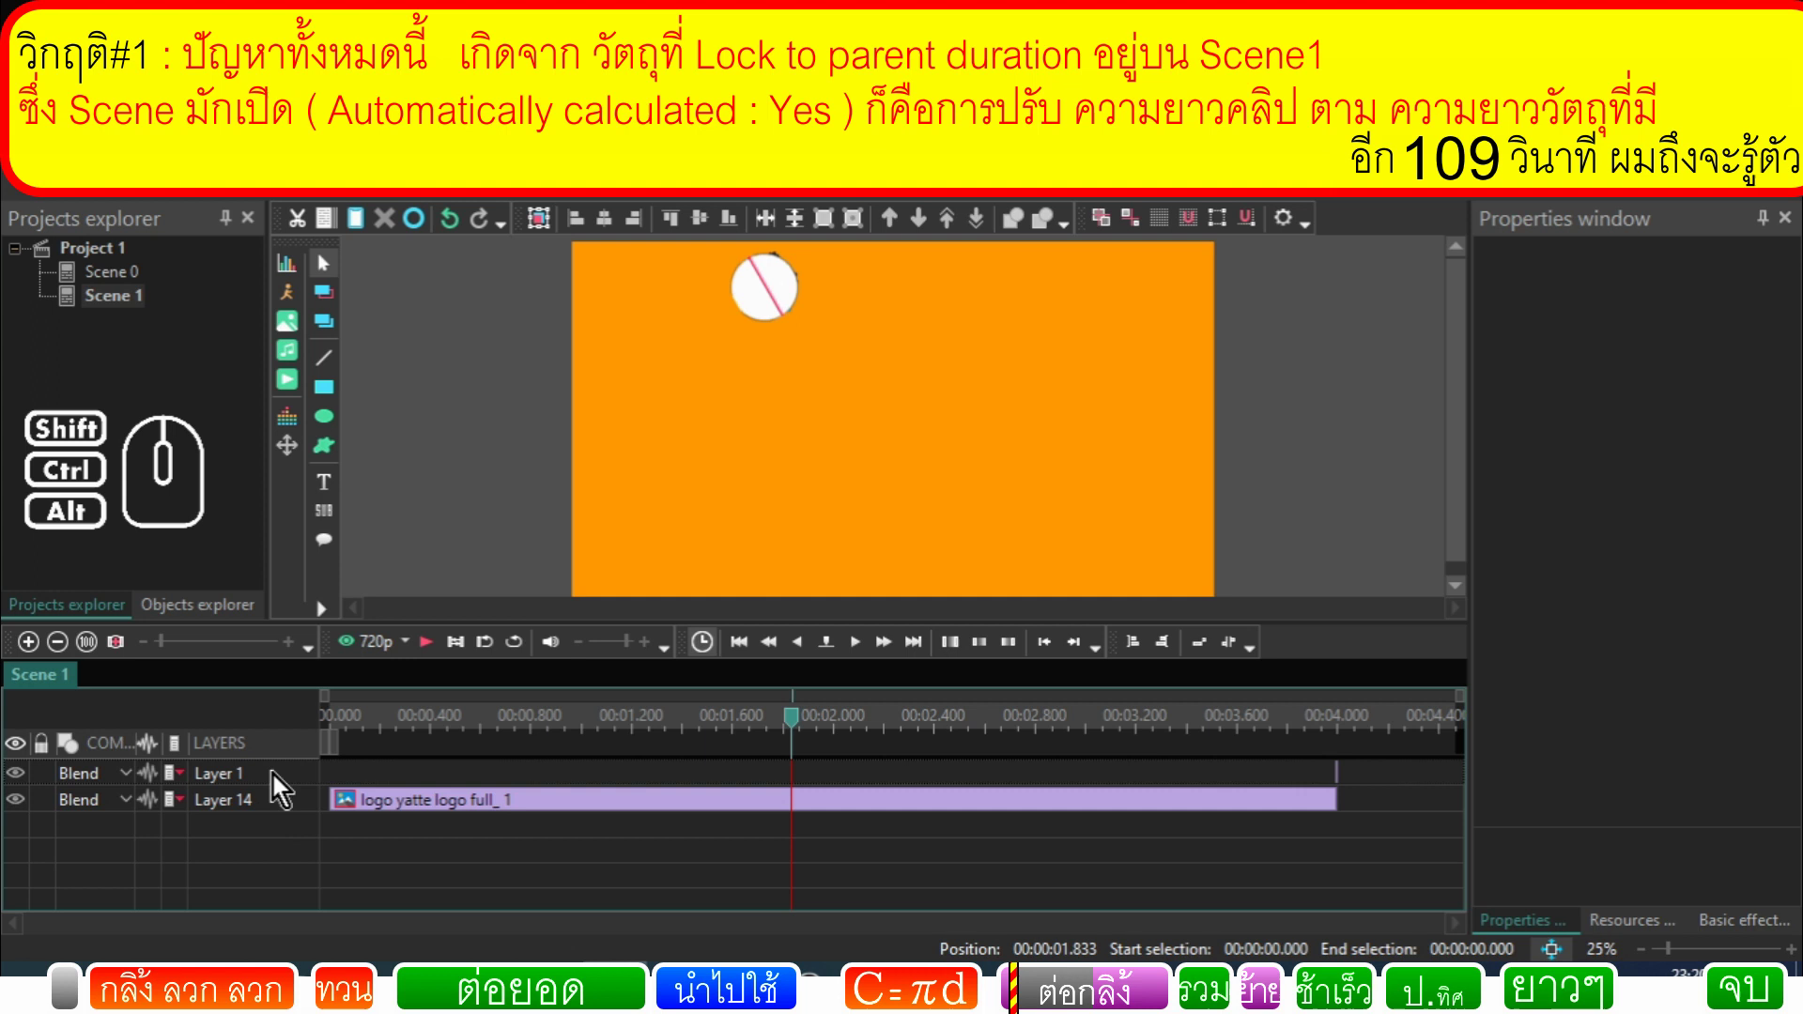
left_click(278, 780)
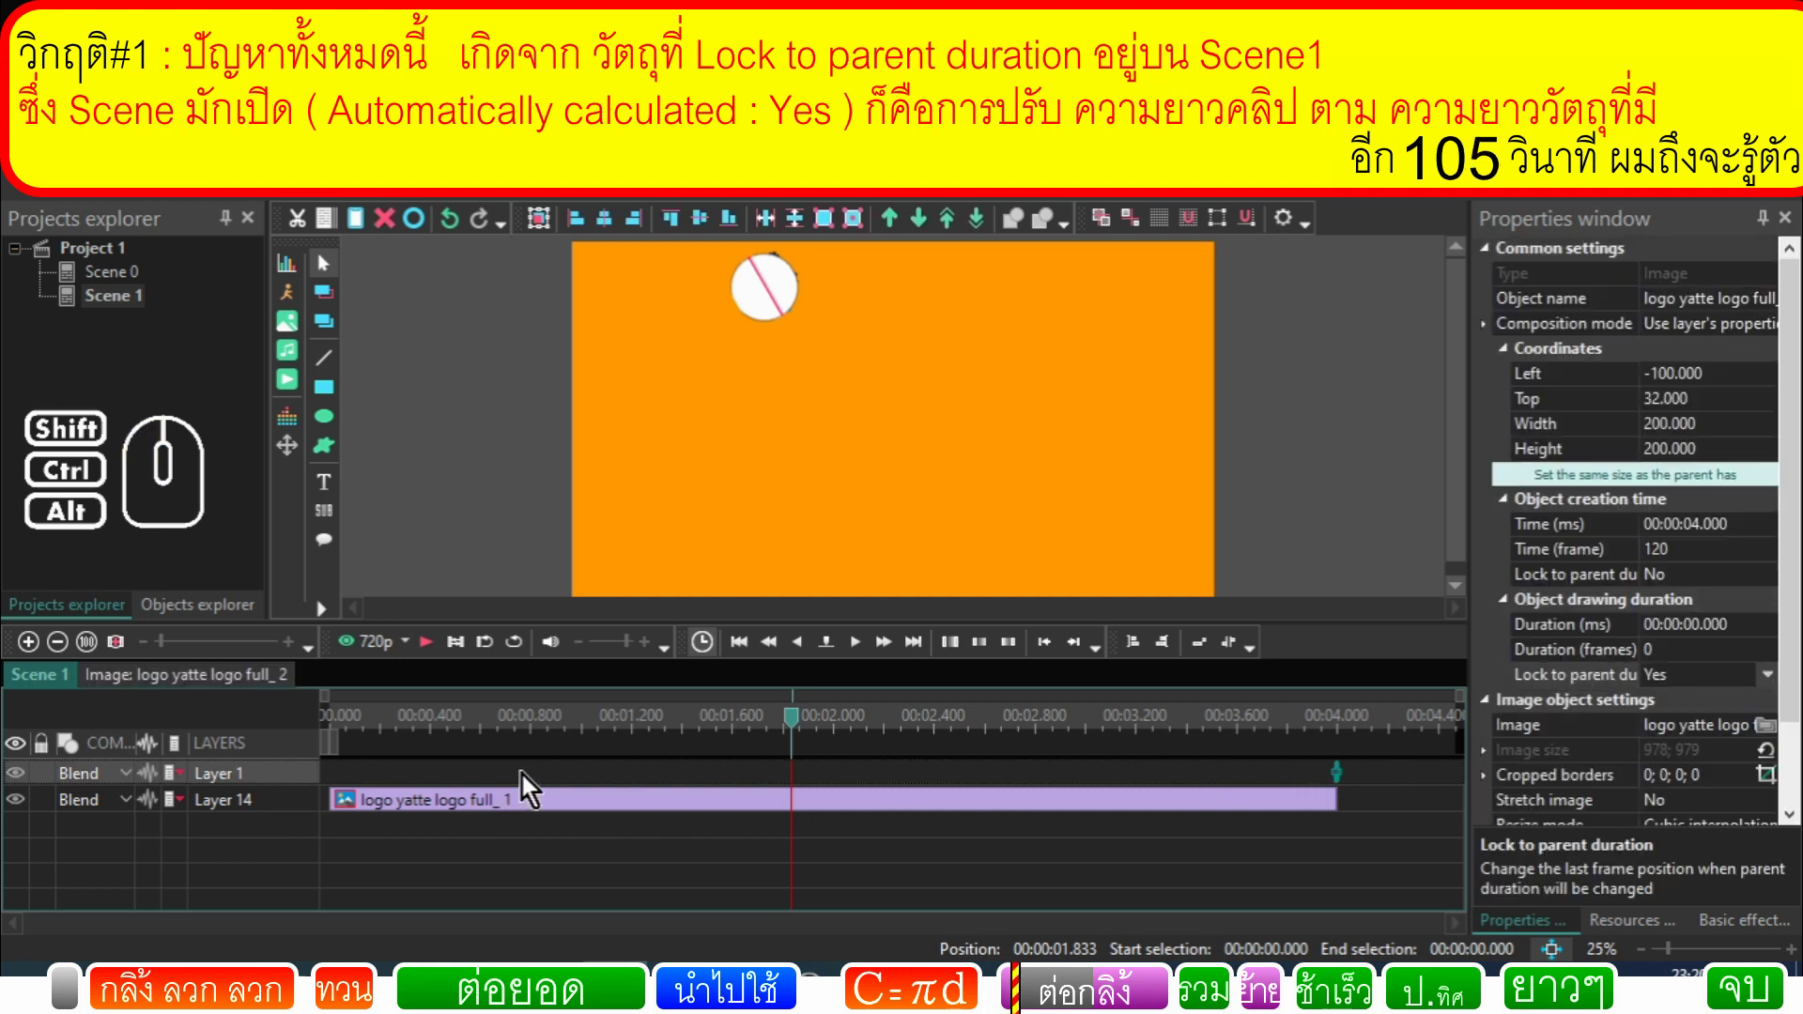
left_click(517, 786)
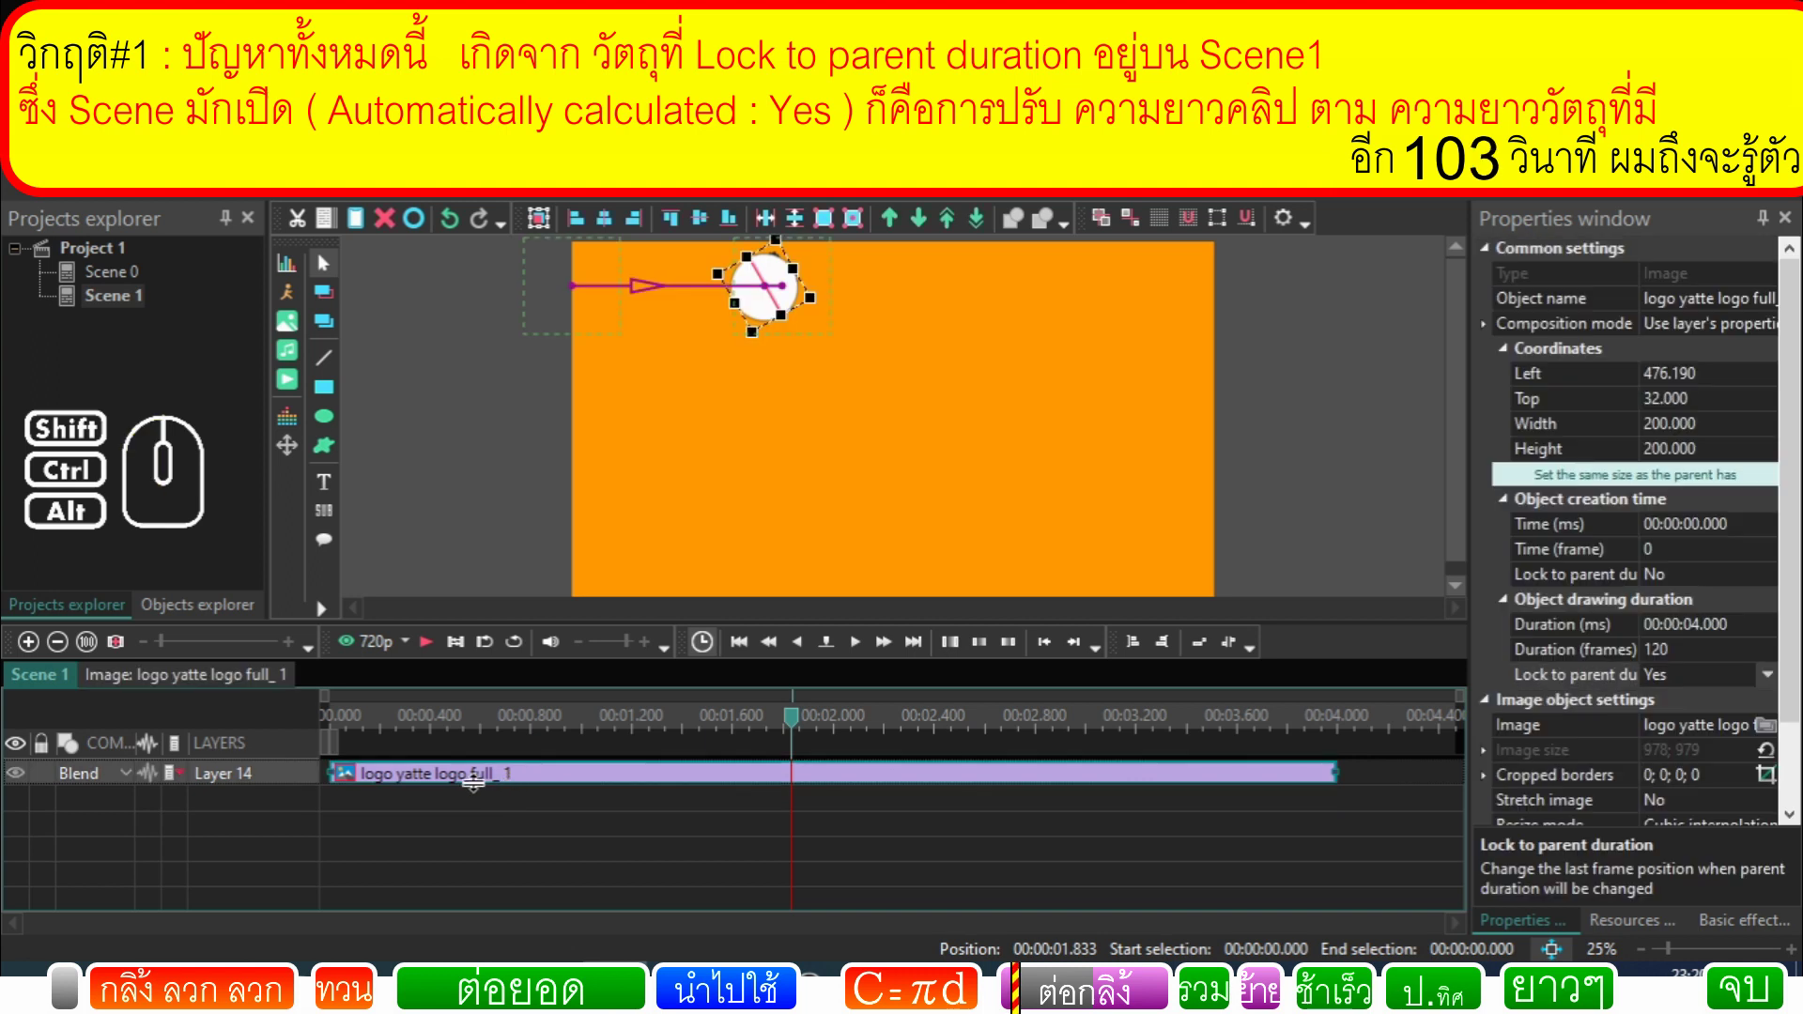
Step: Make another copy of the logo clip and use Set blocks order to line the clips up 0–4 and 4–8 s
left_click(343, 230)
left_click(361, 230)
left_click(594, 852)
left_click_drag(635, 845, 531, 768)
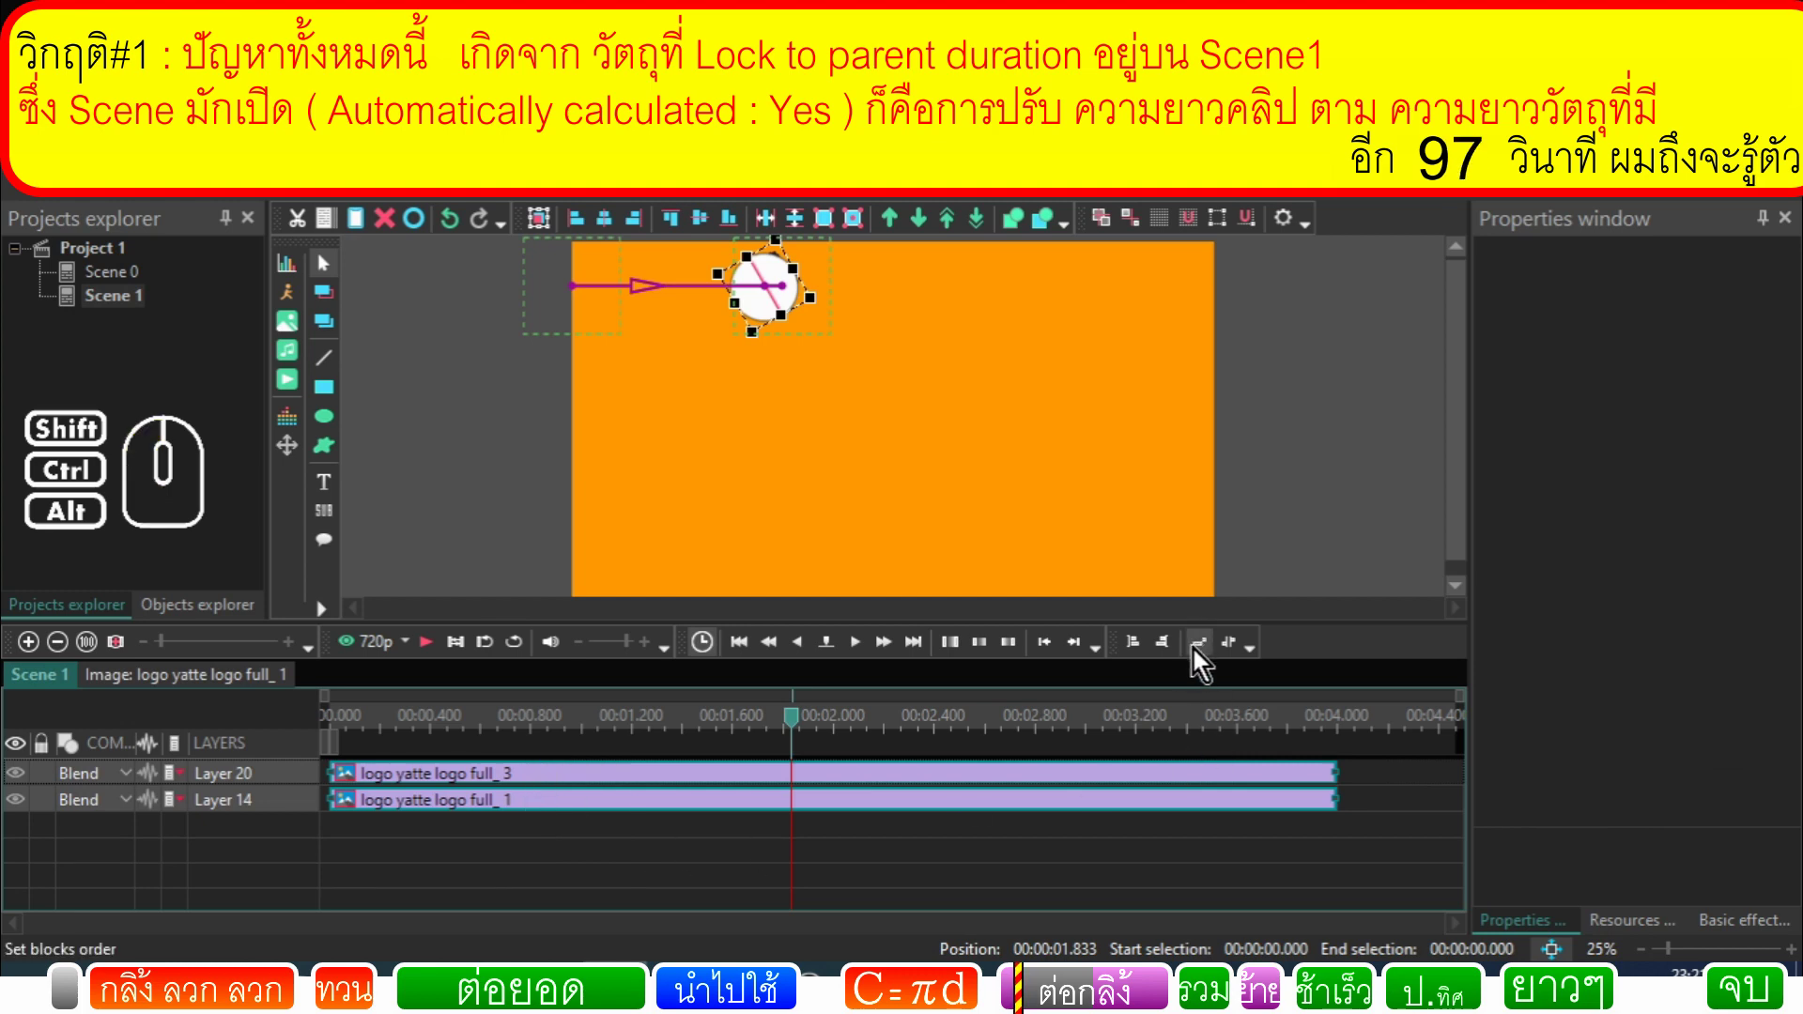
left_click(1202, 658)
left_click(868, 860)
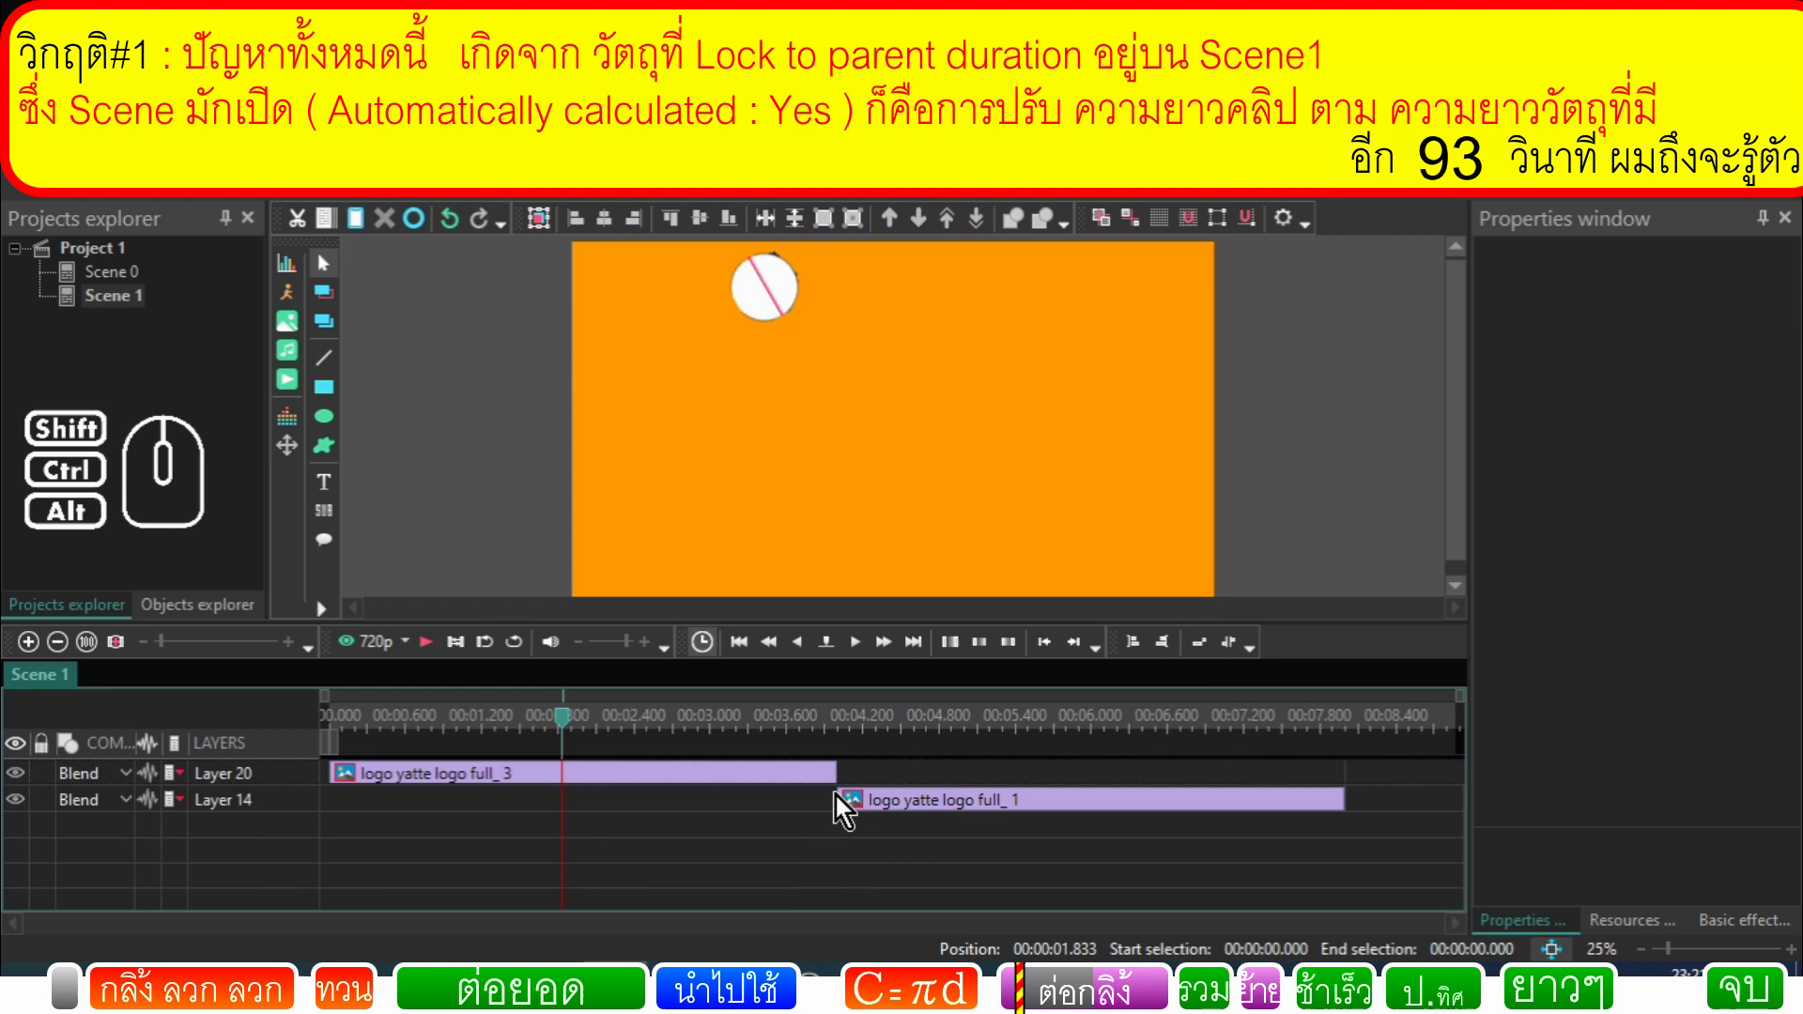
Step: Preview from the start, then open the copied logo clip's inner animation layers
left_click_drag(573, 729, 379, 767)
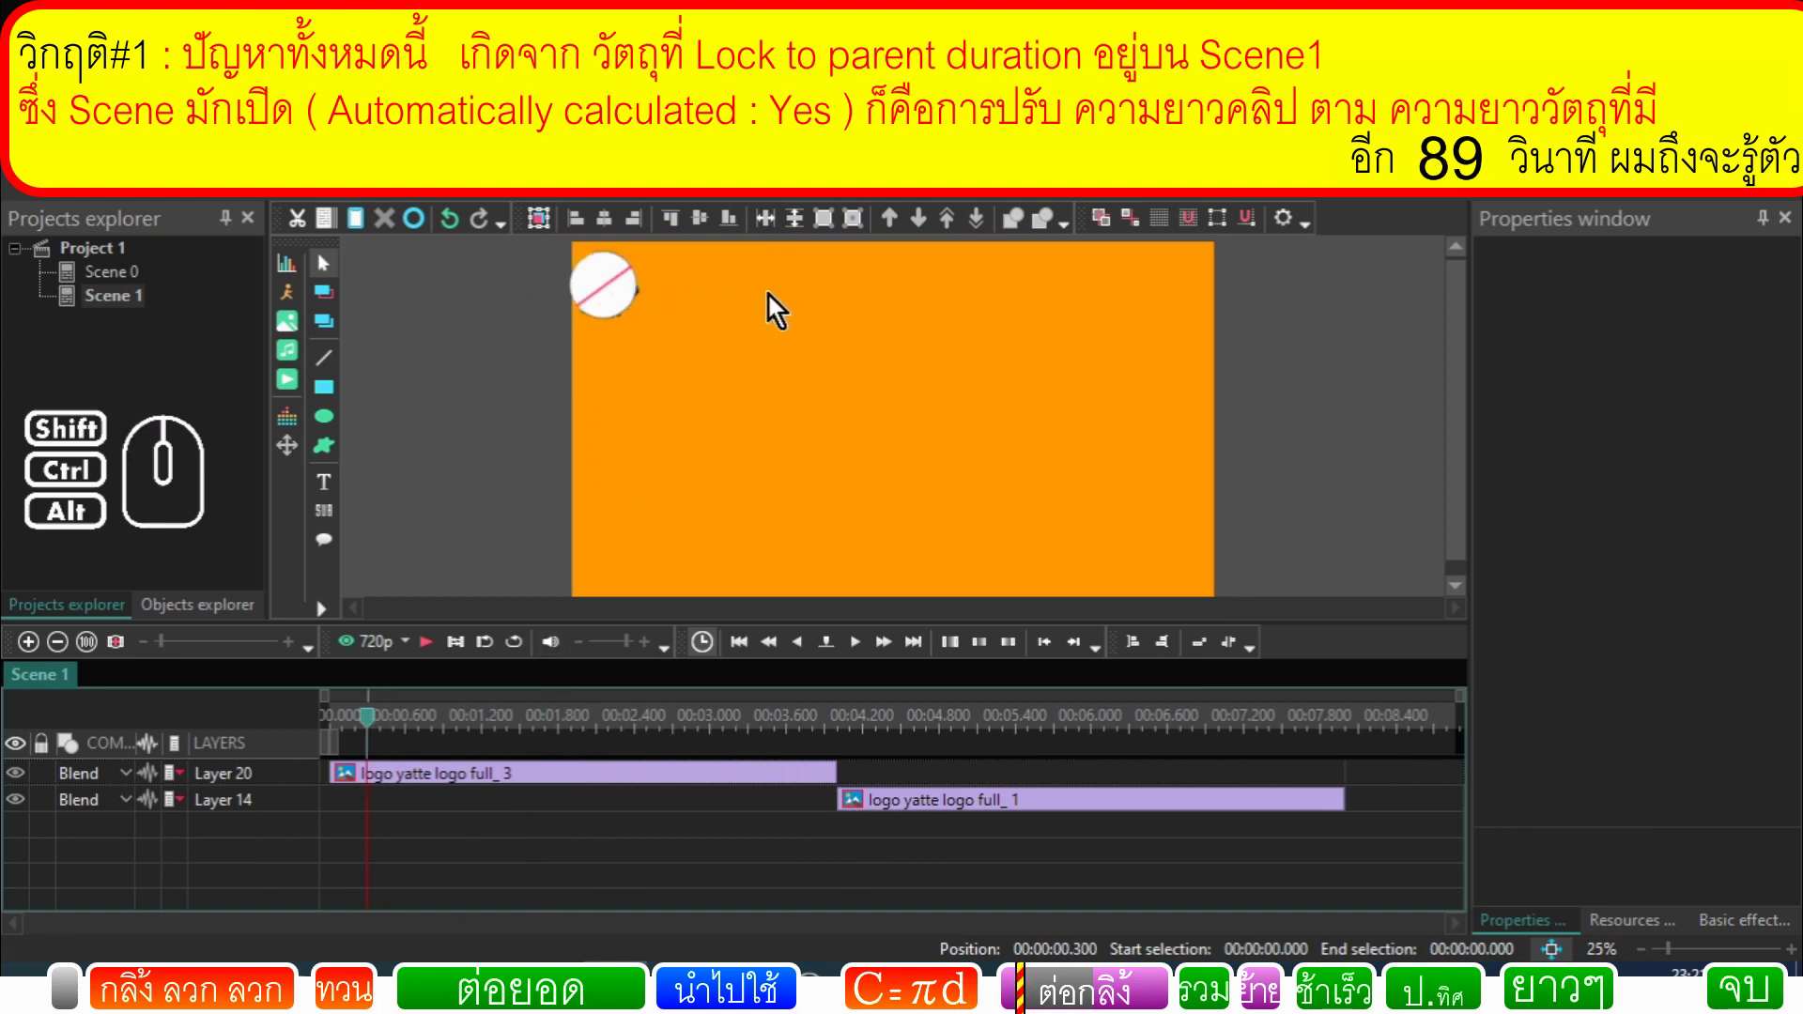
left_click(428, 654)
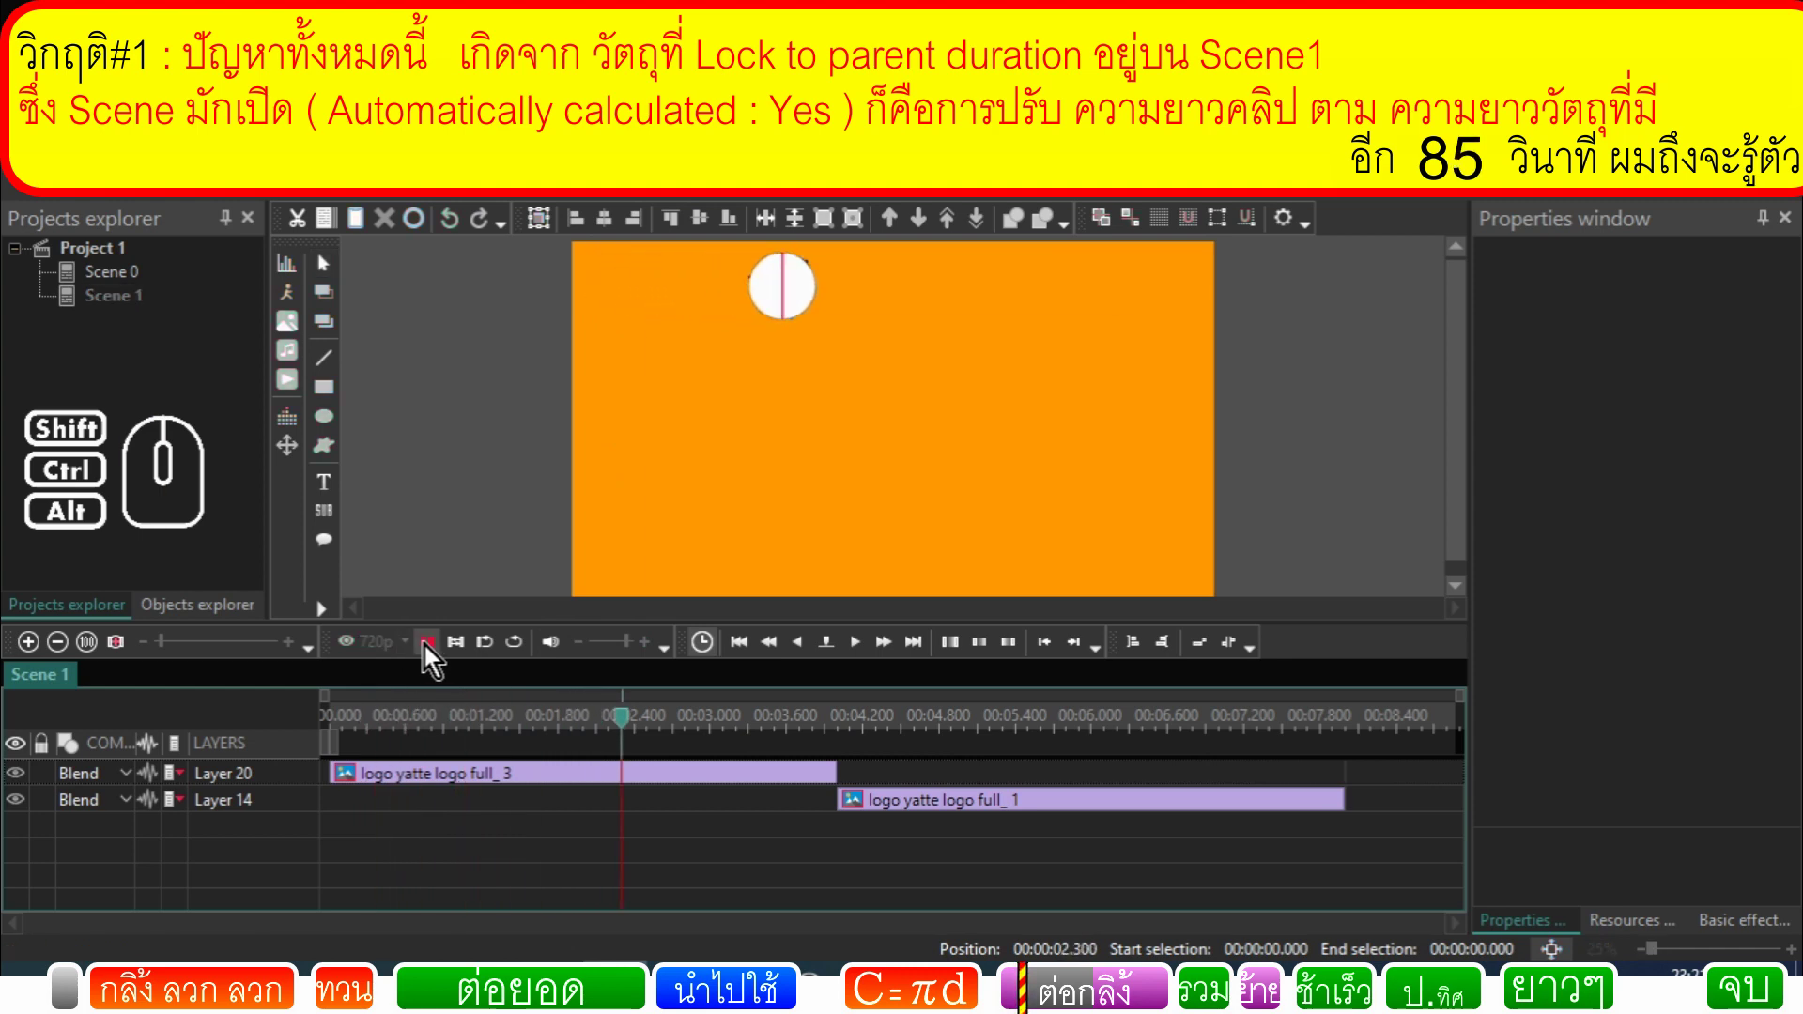
left_click(434, 654)
double_click(501, 787)
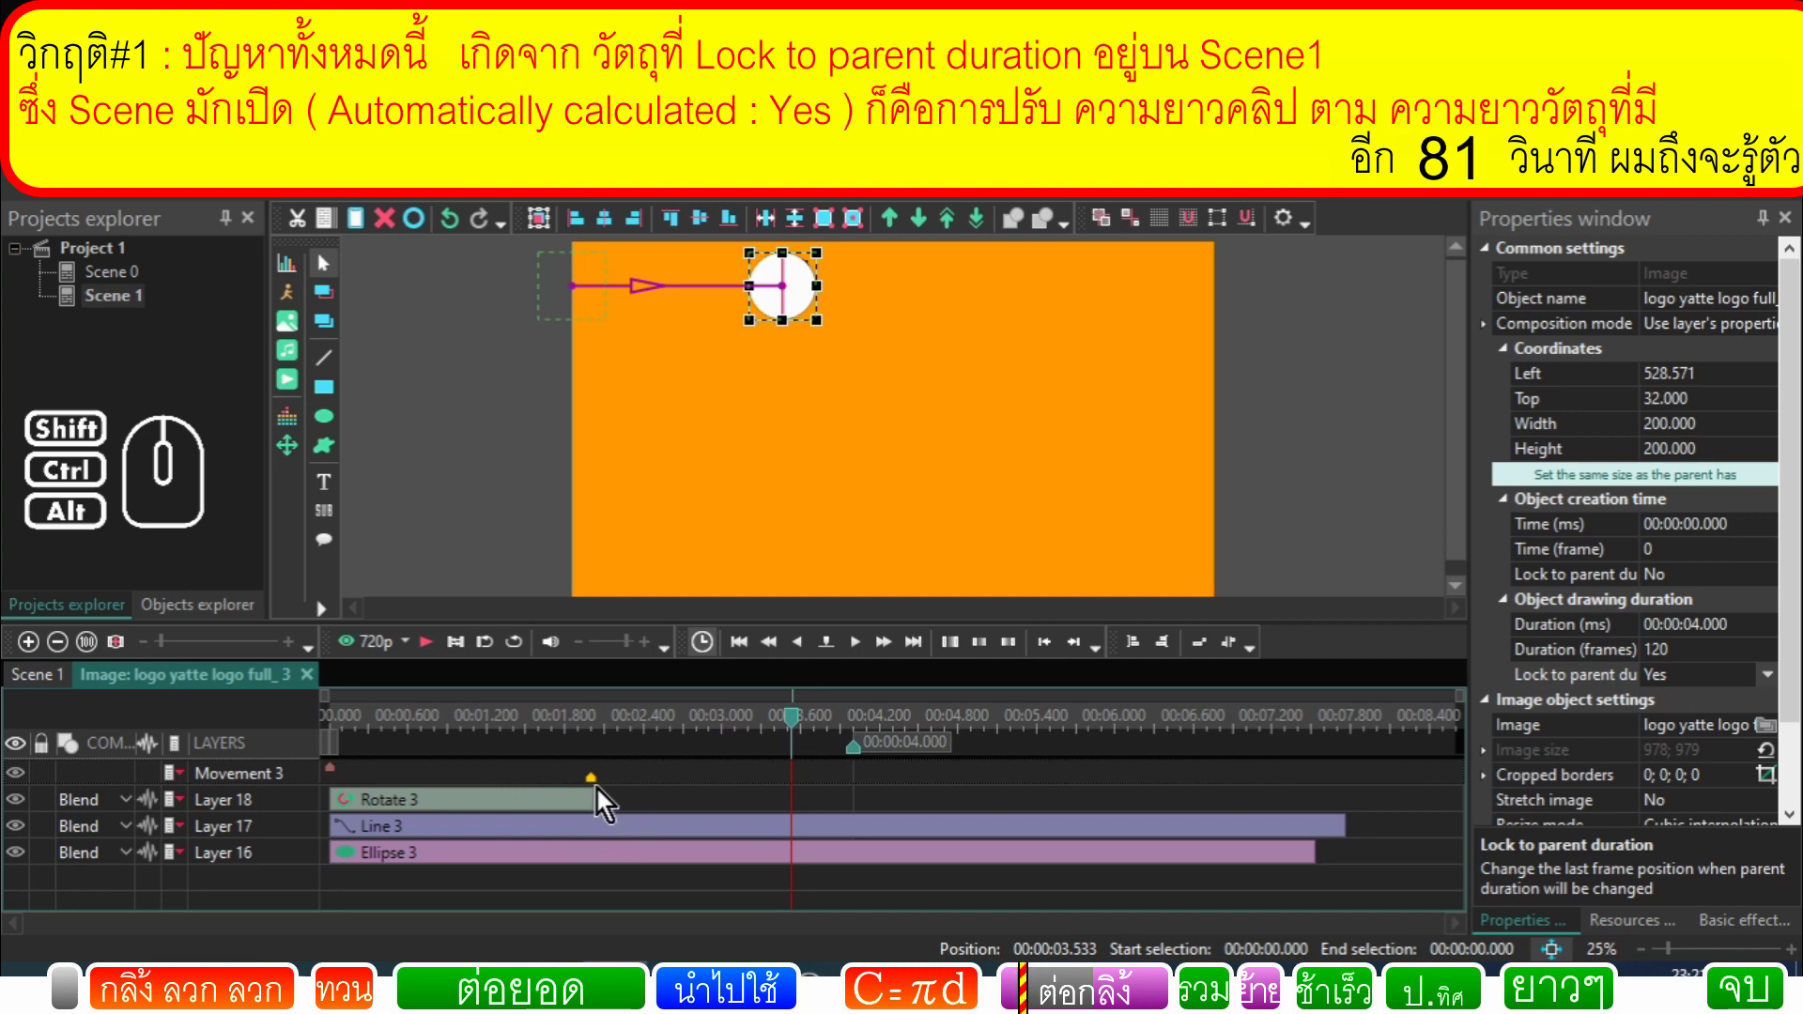
Step: Inspect a movement point of the copied logo, then return to the Scene 1 timeline
left_click(602, 793)
right_click(602, 794)
left_click(664, 751)
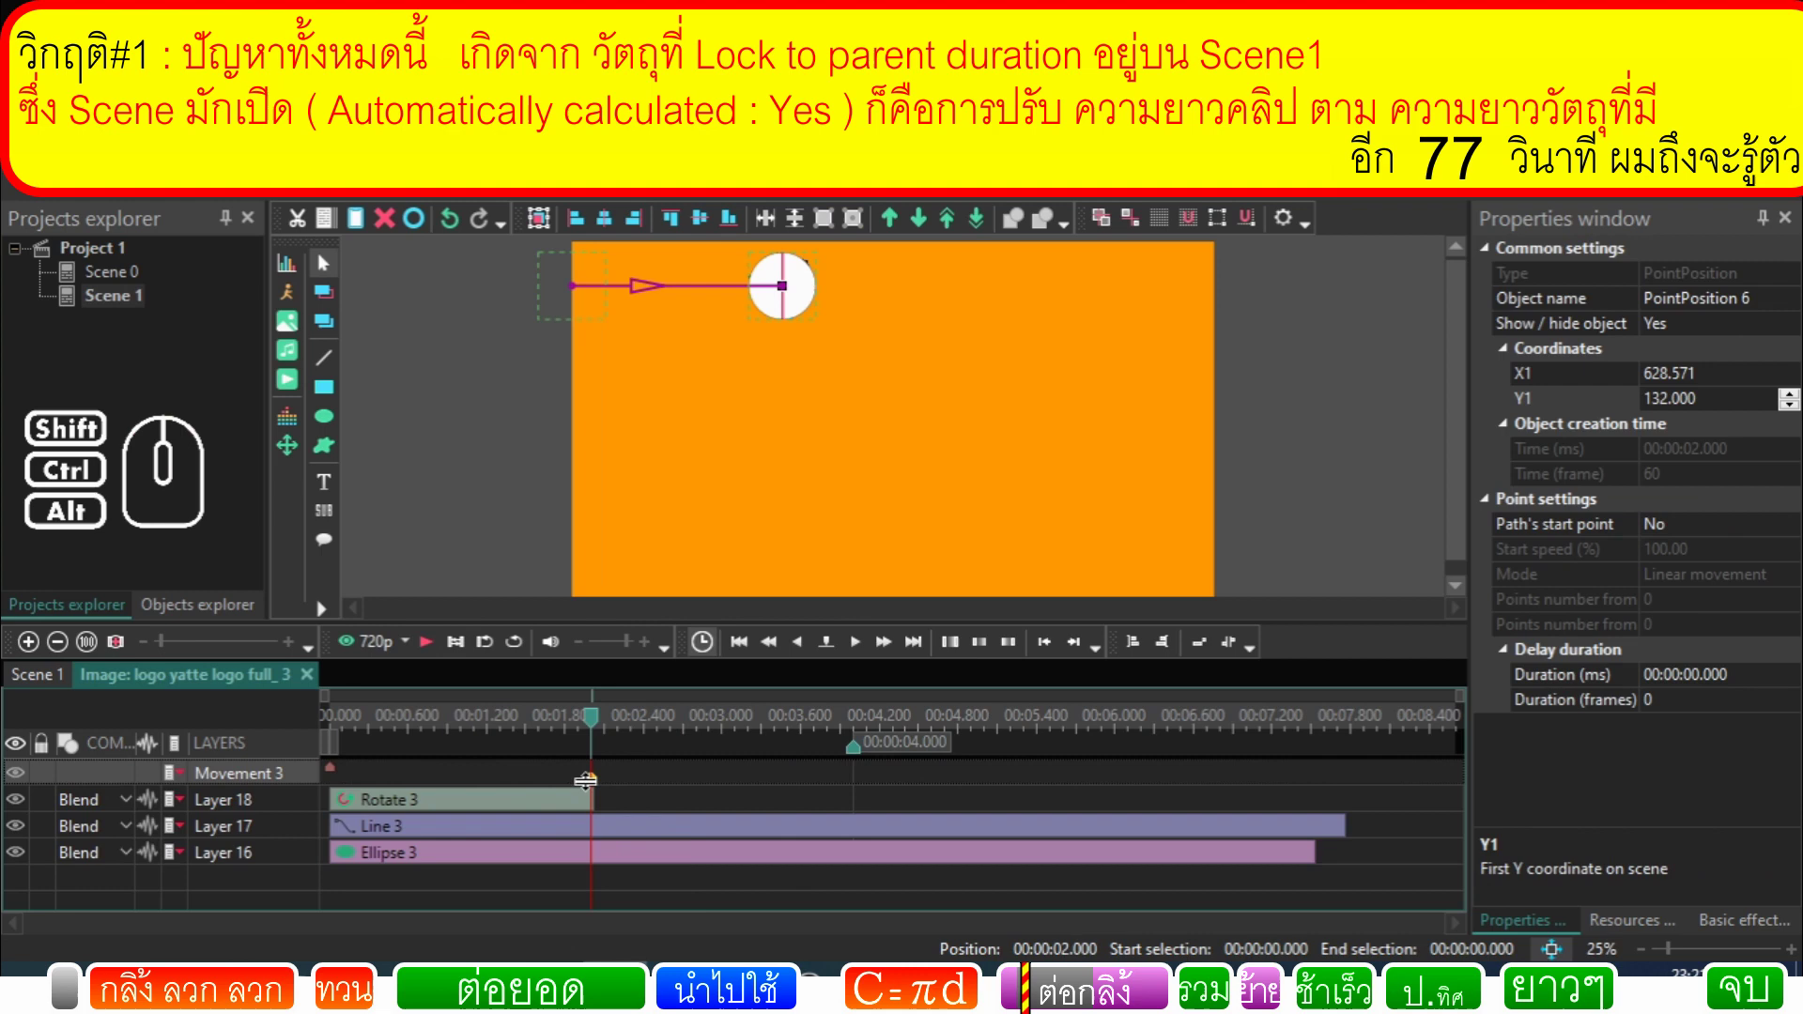
left_click(47, 691)
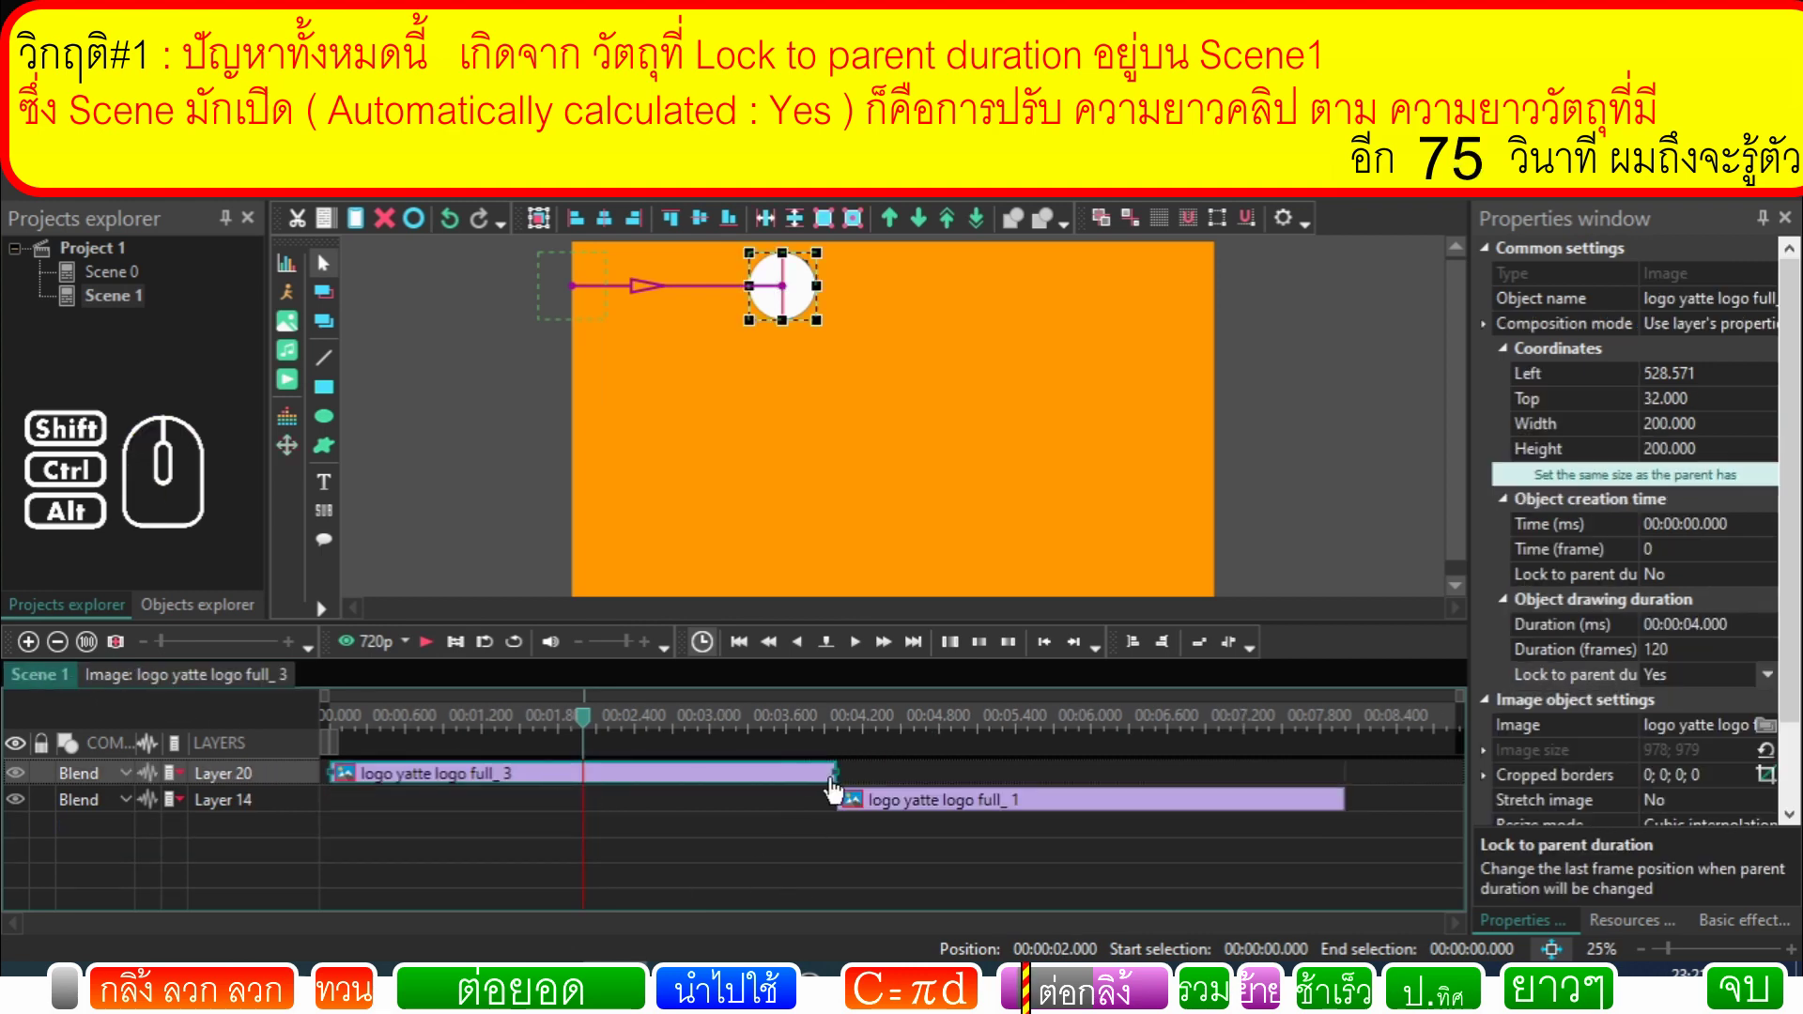
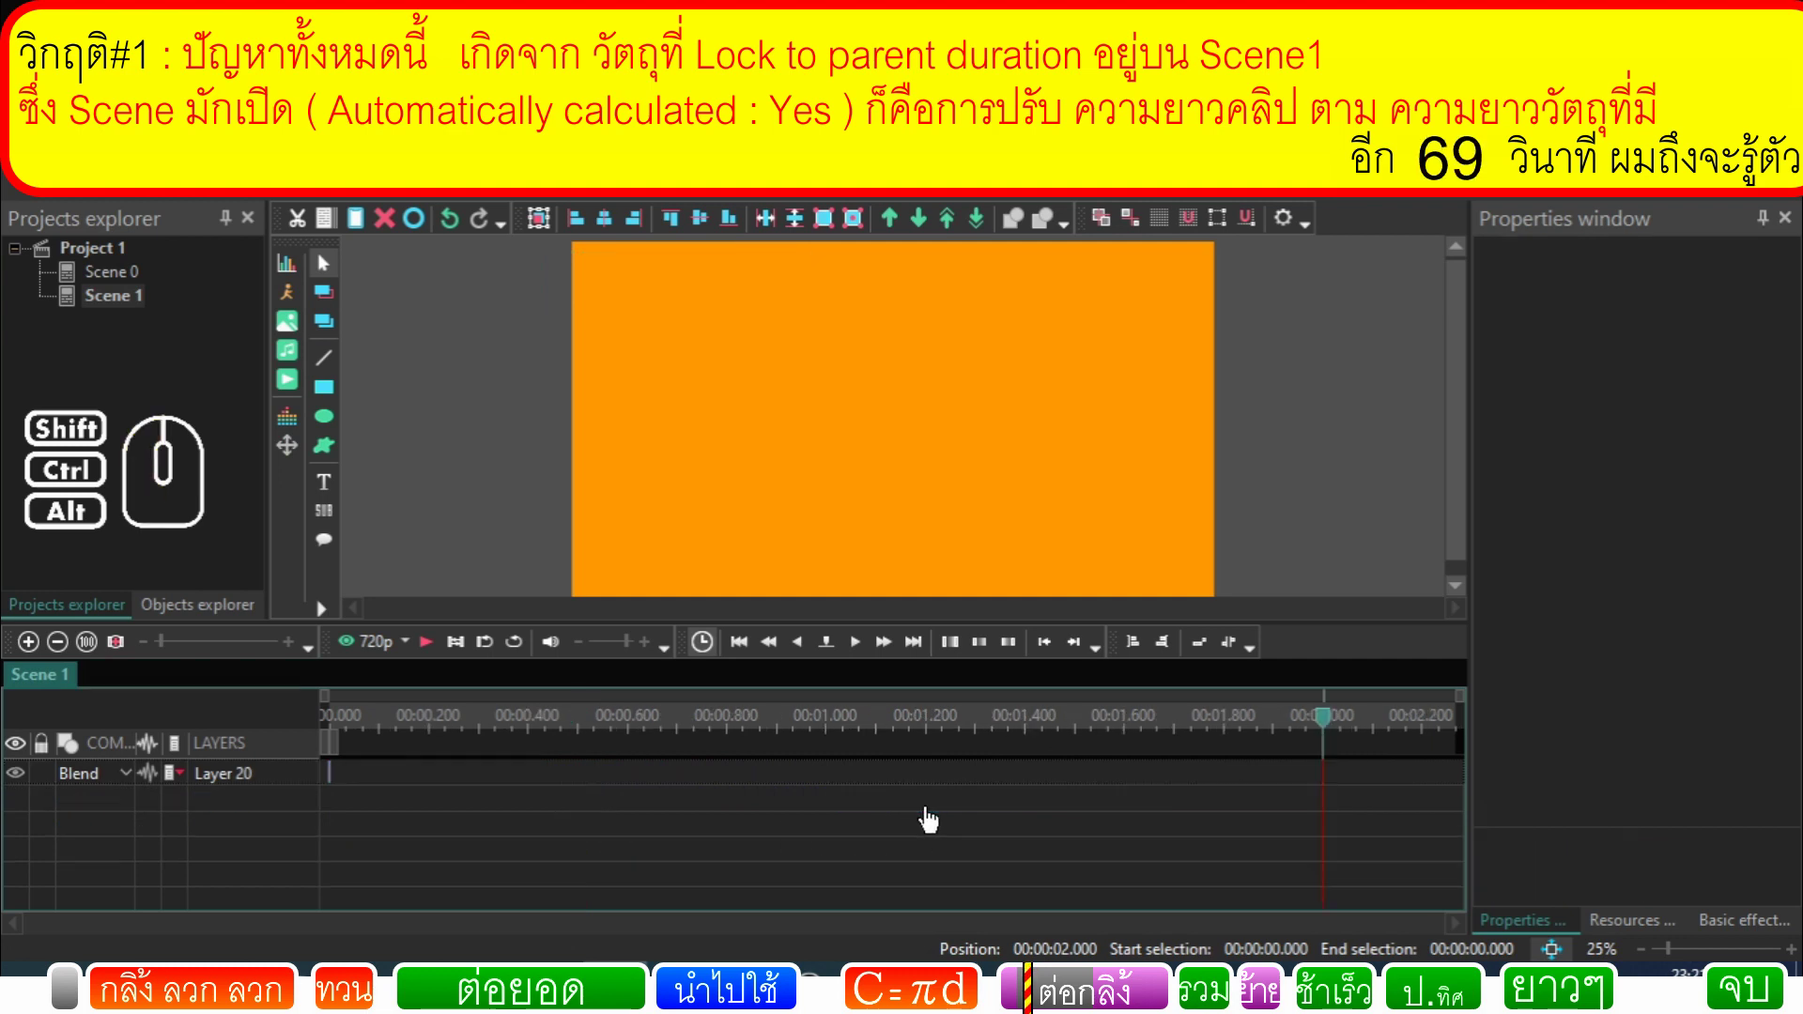
Step: Restore the trimmed arrangement so the copied logo clip ends at the 2-second playhead
left_click(497, 819)
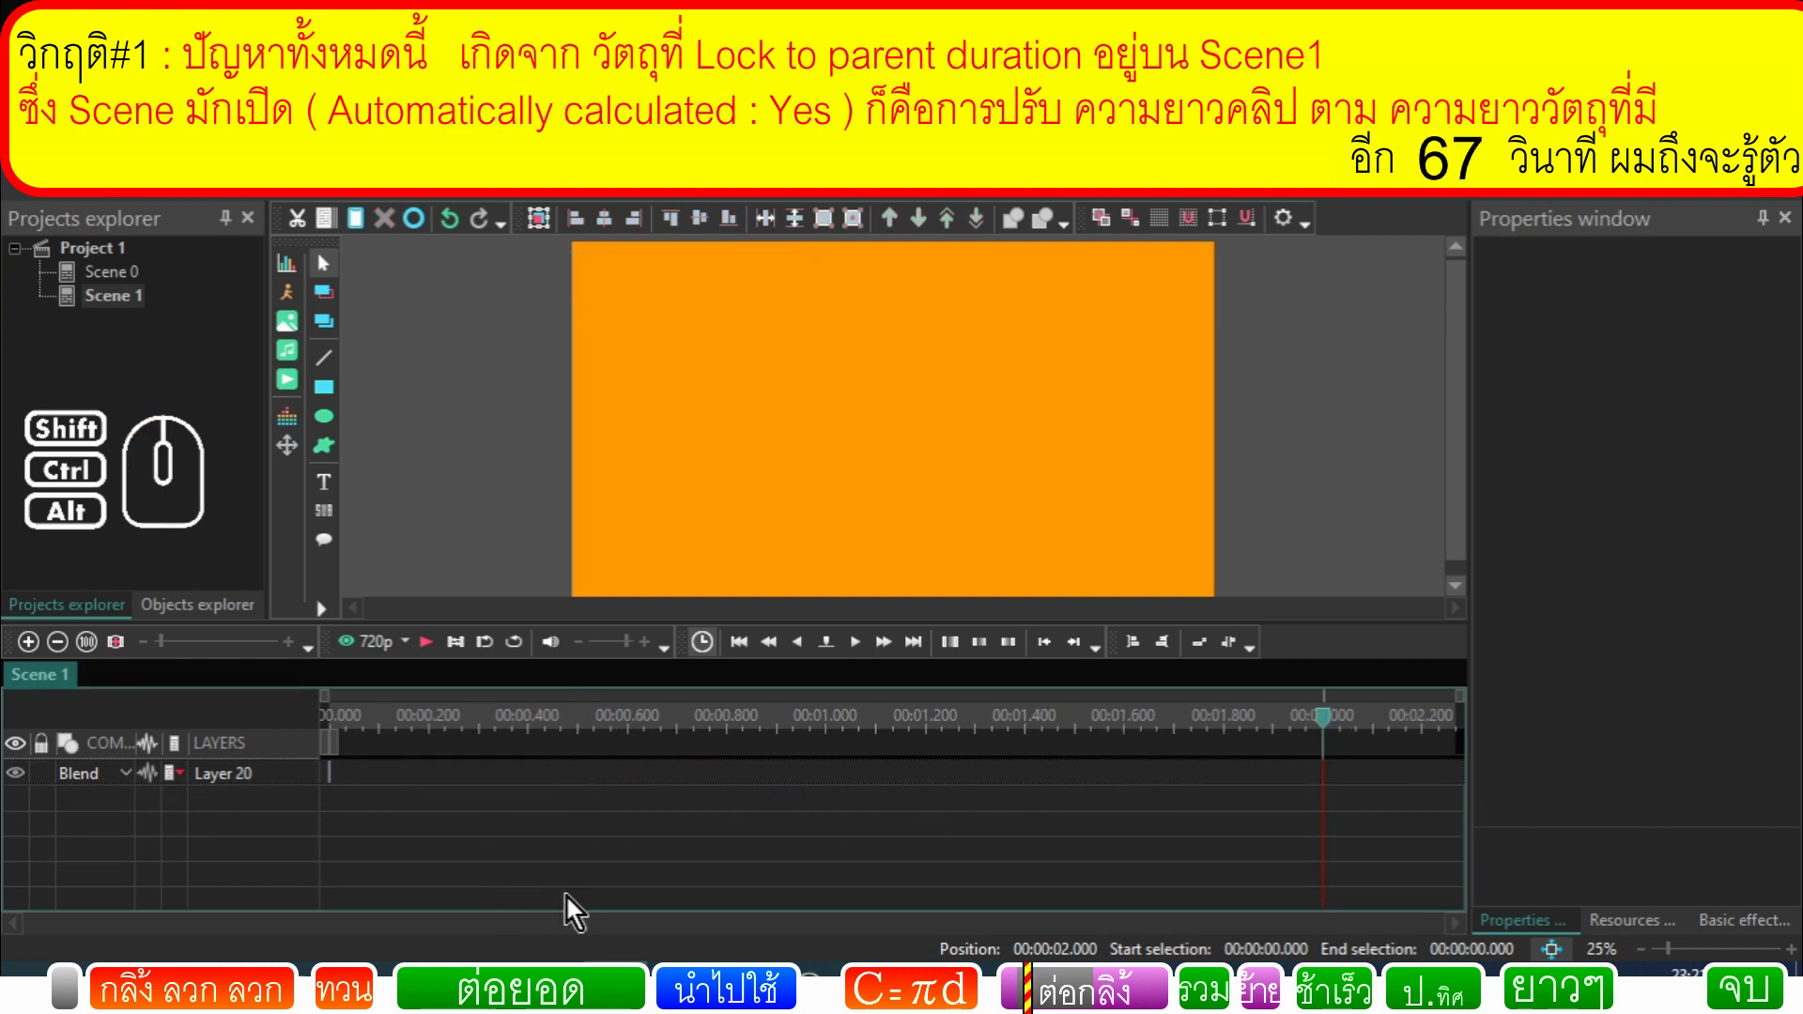
middle_click(438, 854)
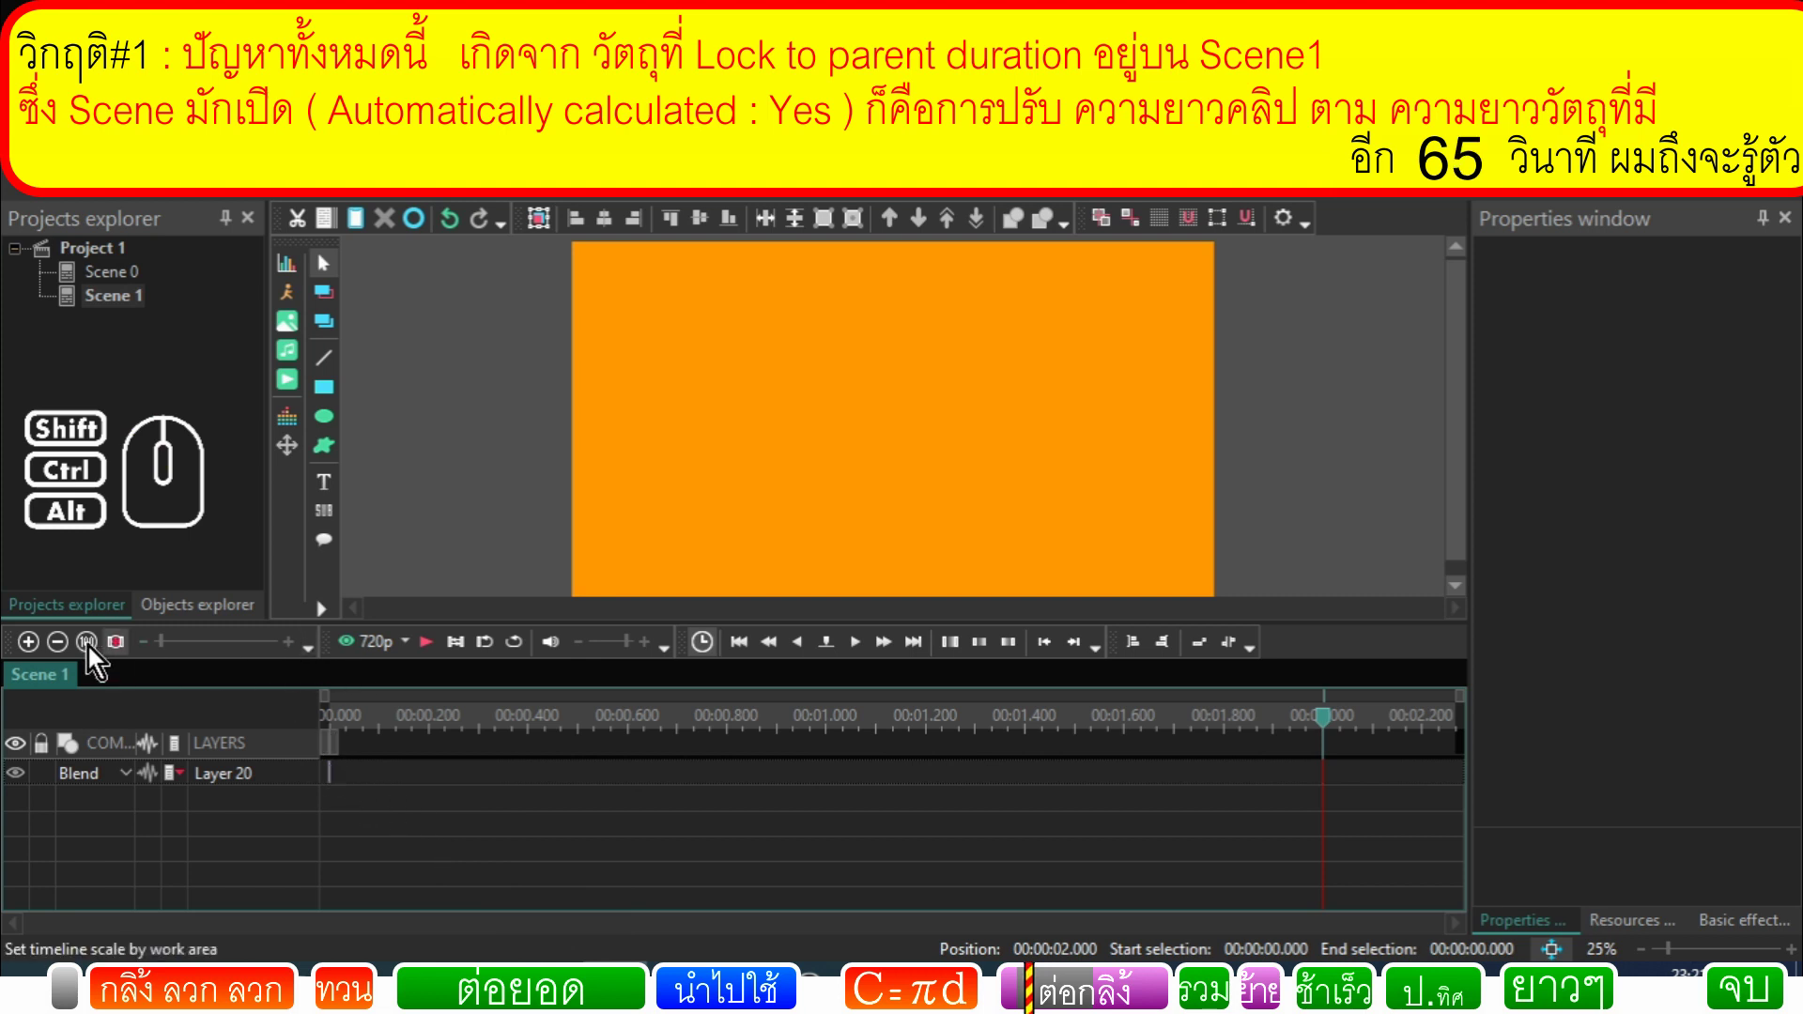
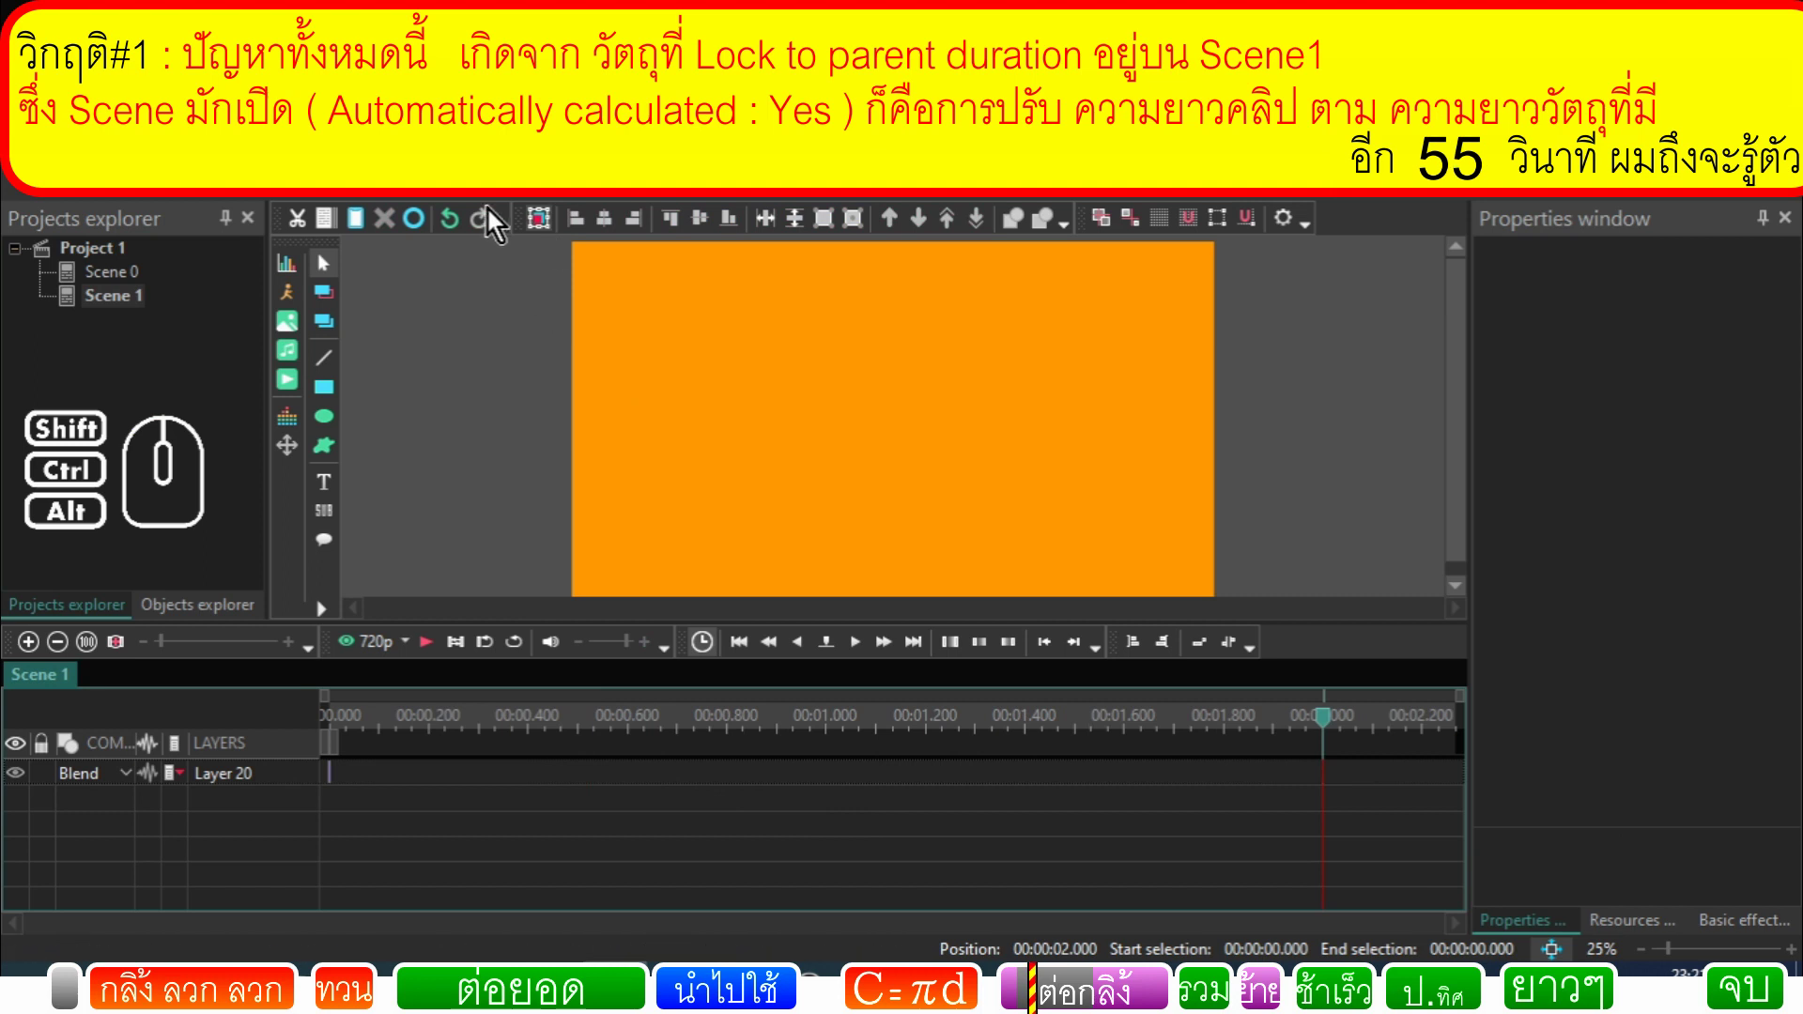
left_click(462, 236)
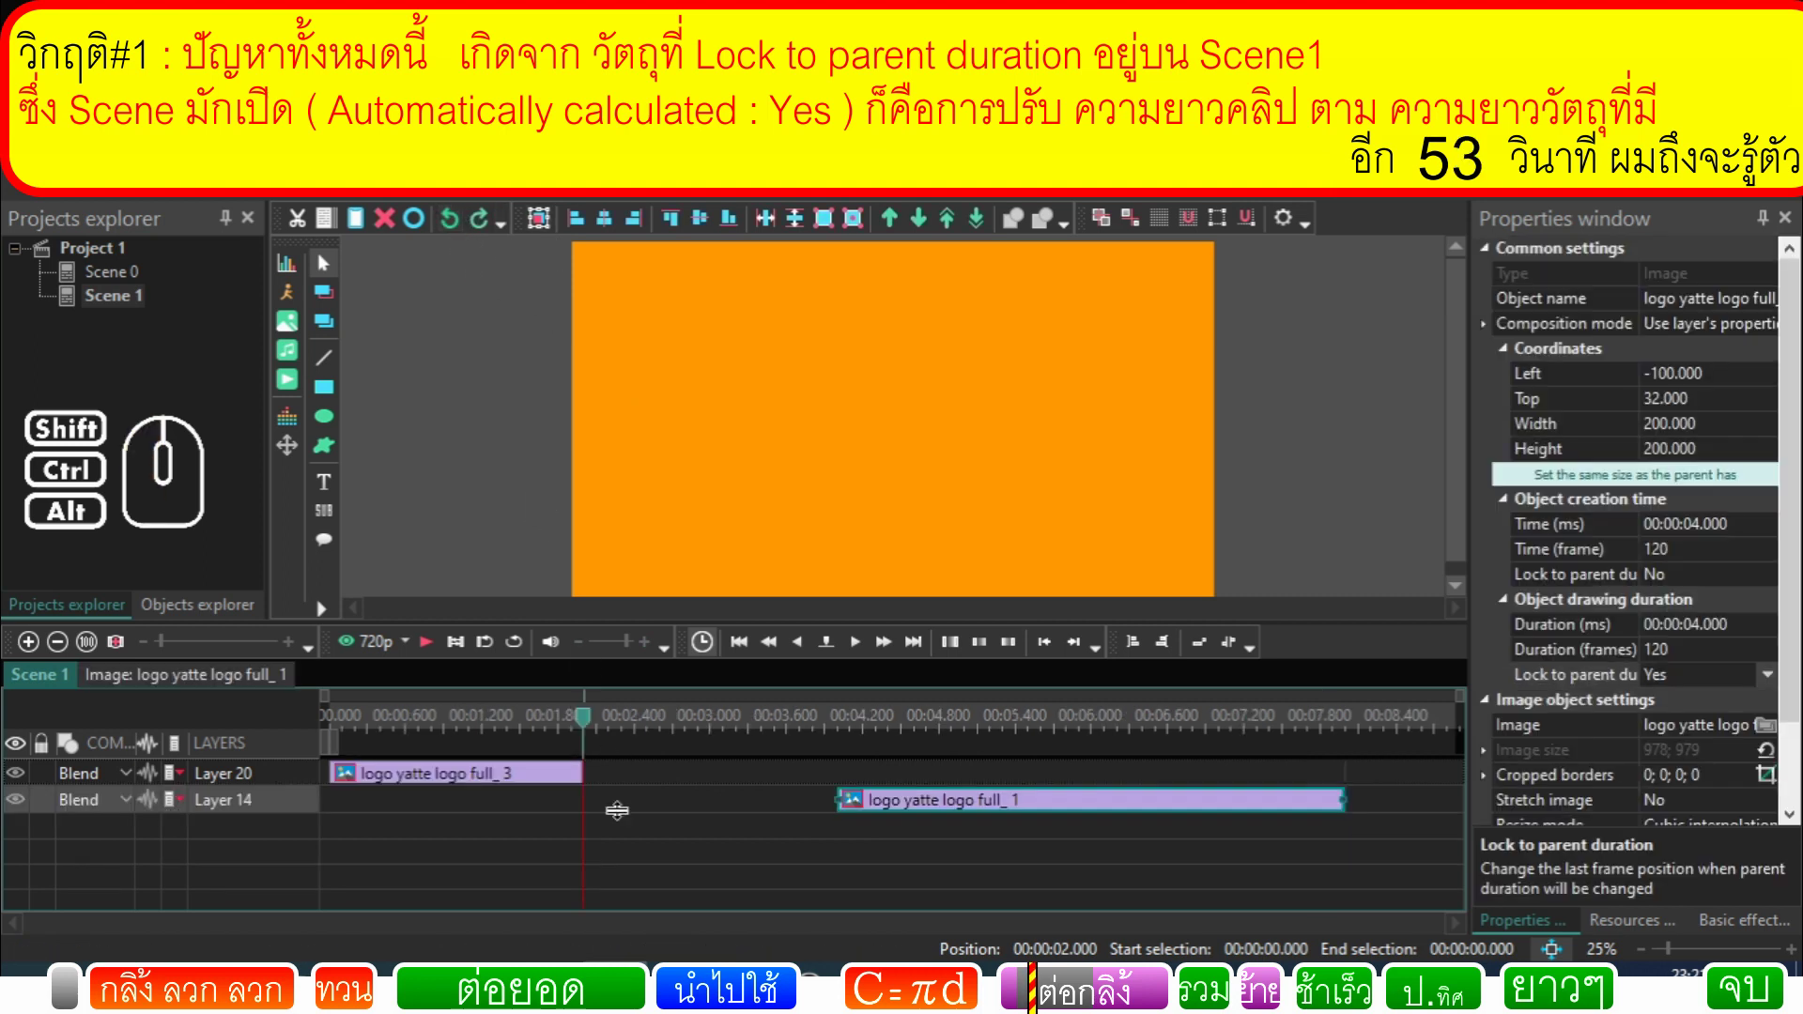
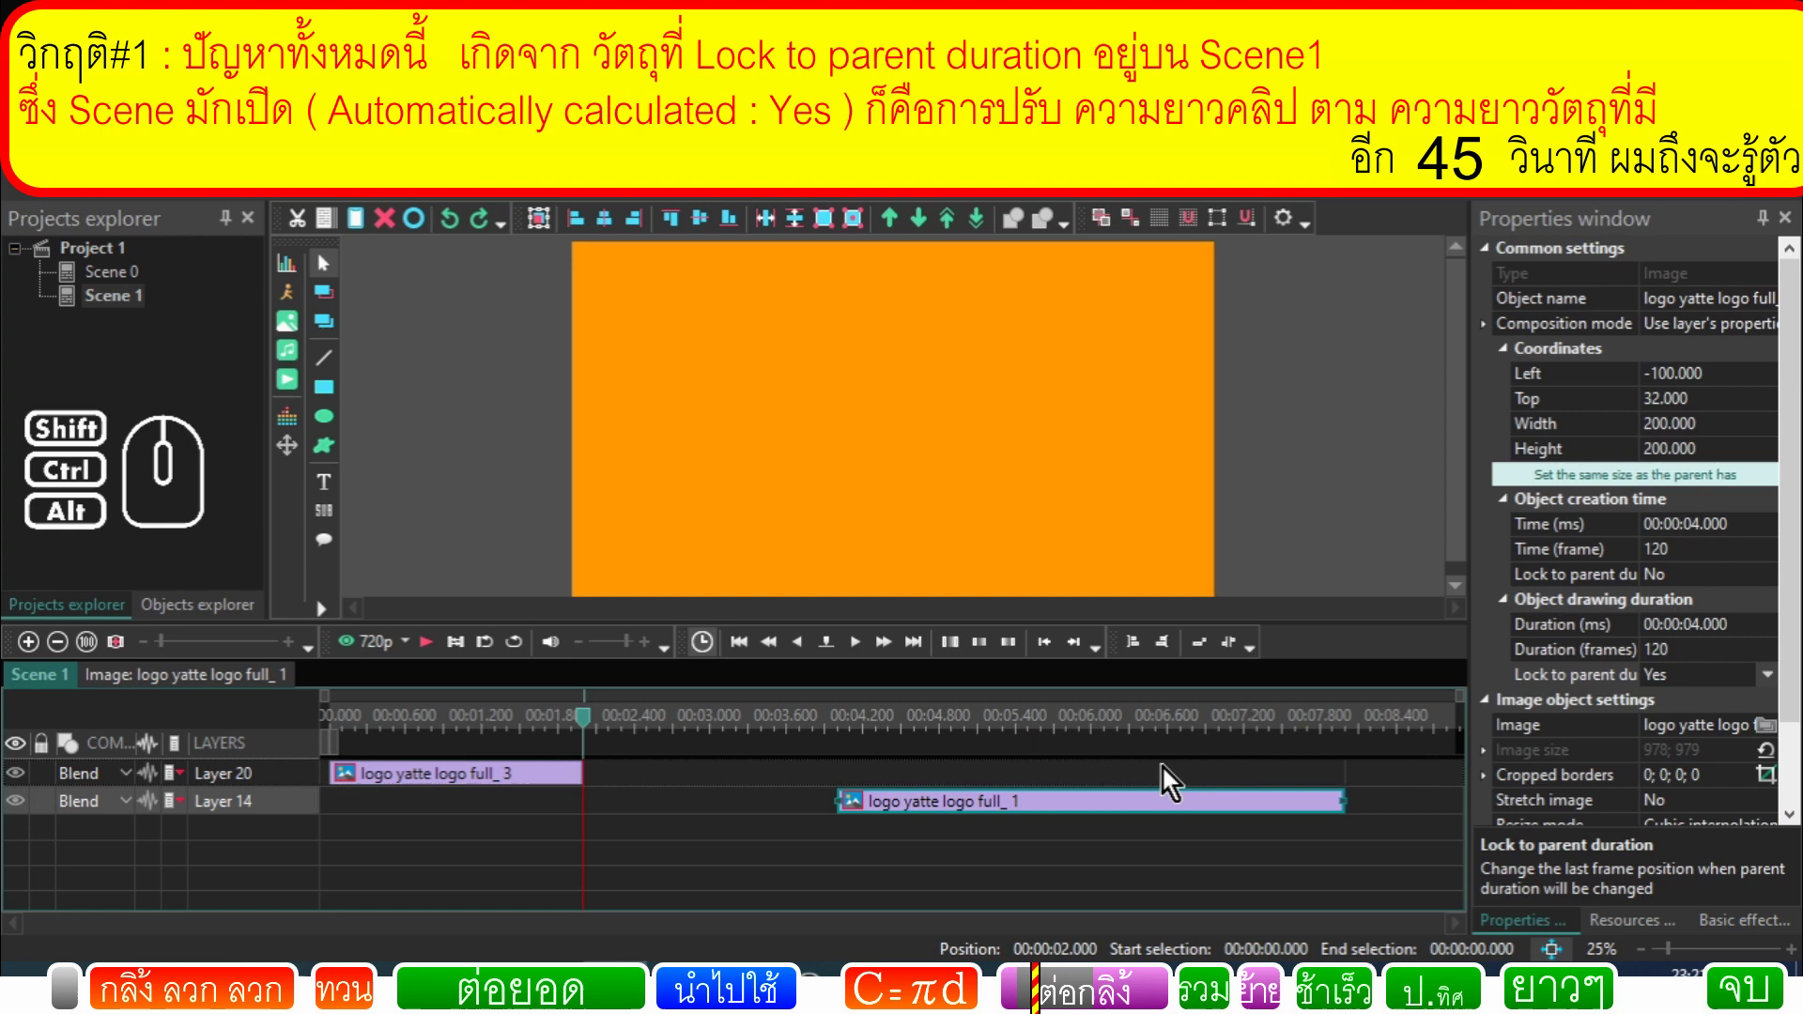
Step: Shorten the copied full_3 logo clip to 0.6 s, checking its Duration
left_click(1011, 849)
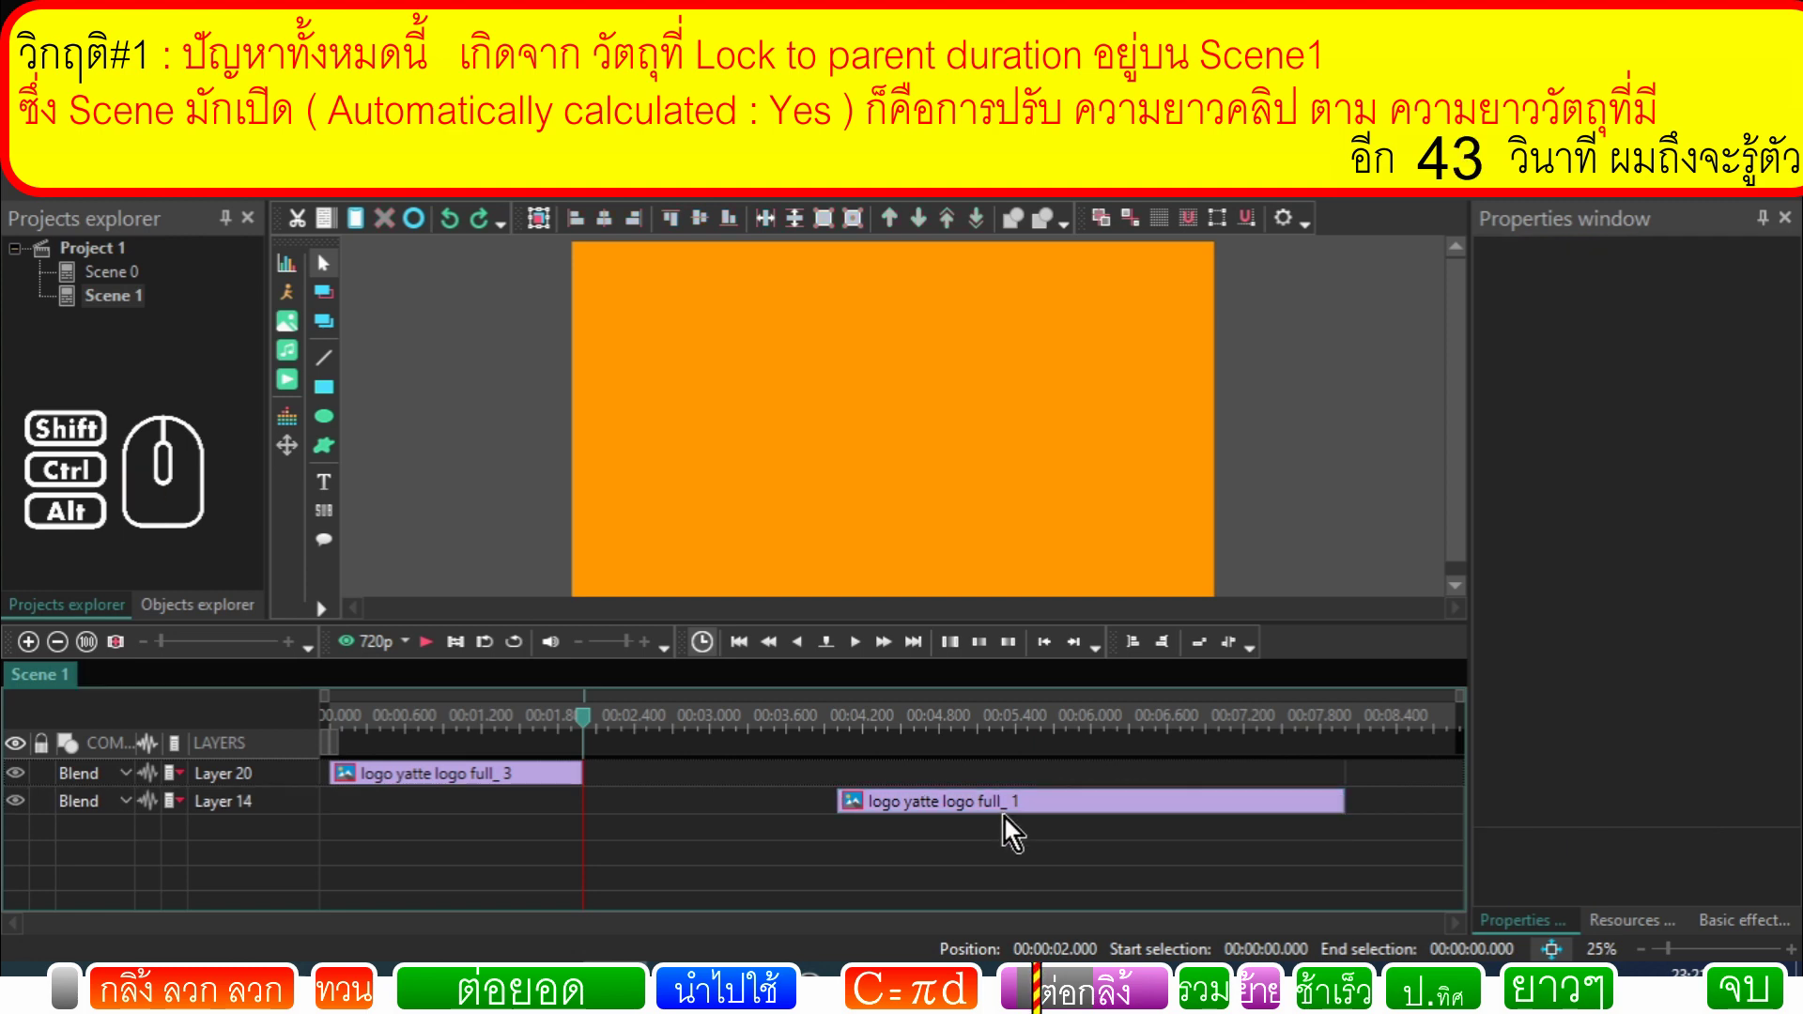
left_click(1012, 819)
left_click(789, 814)
left_click(572, 780)
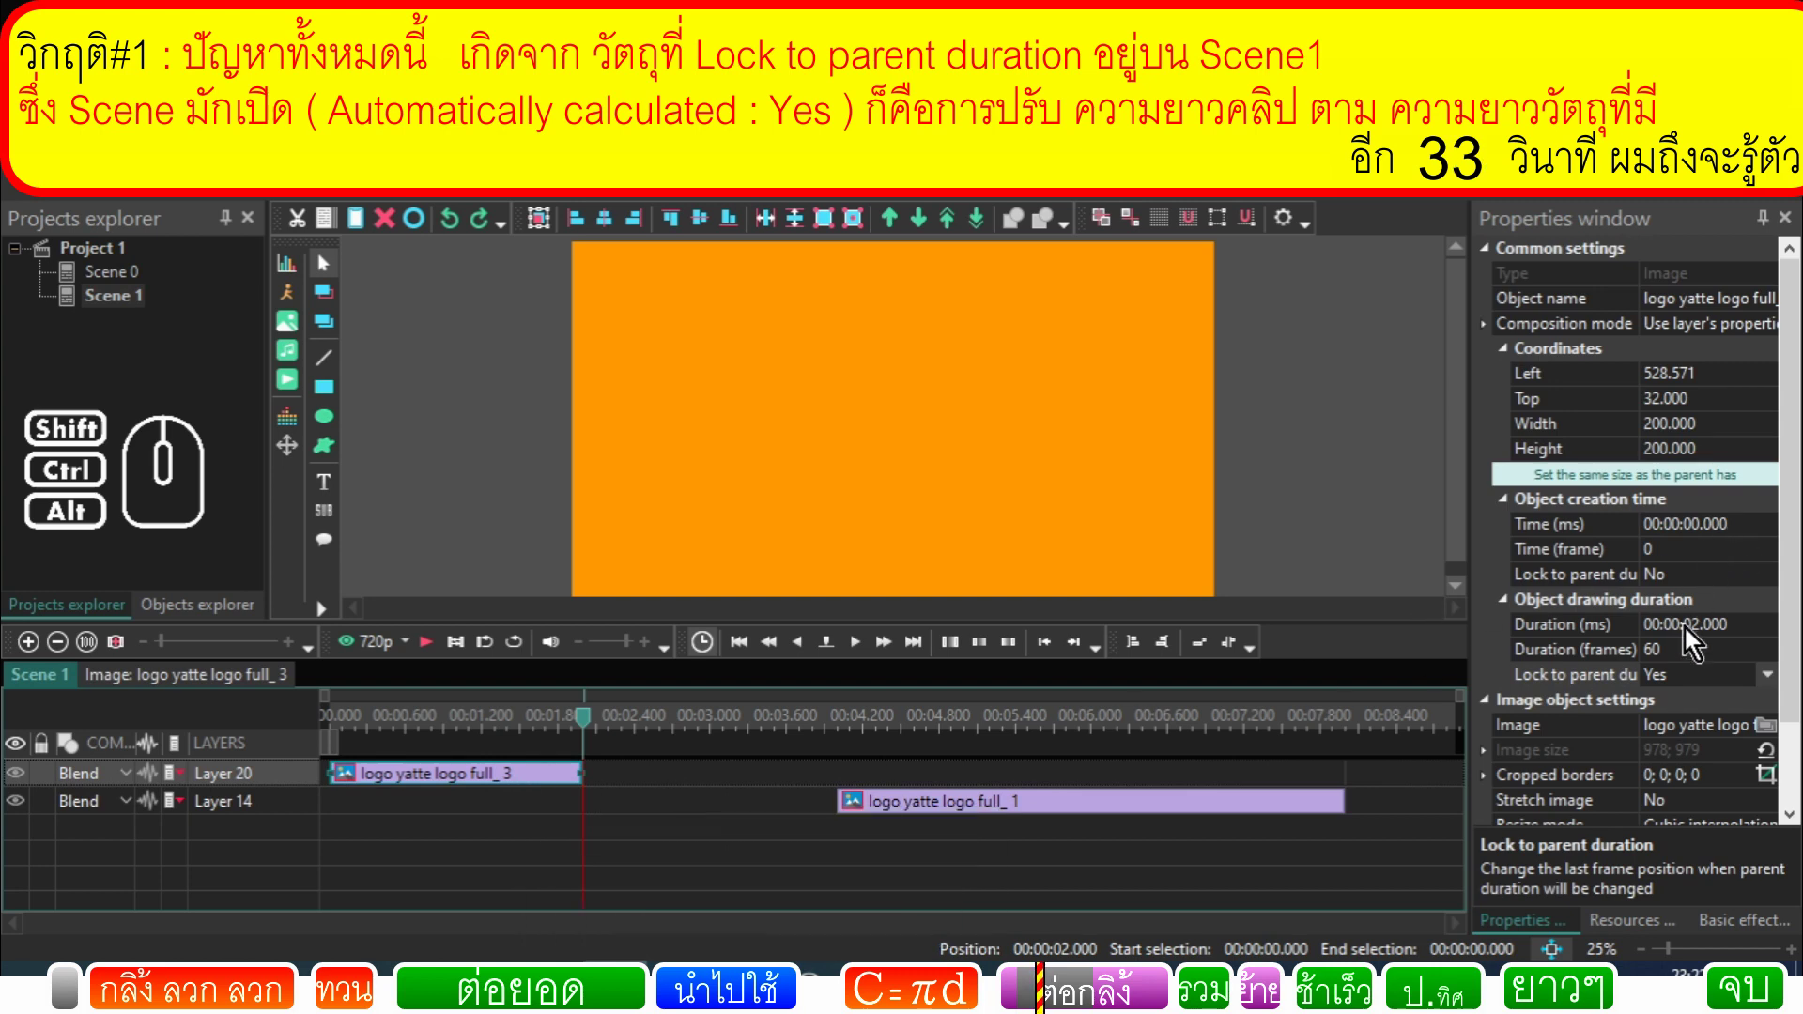
left_click(974, 819)
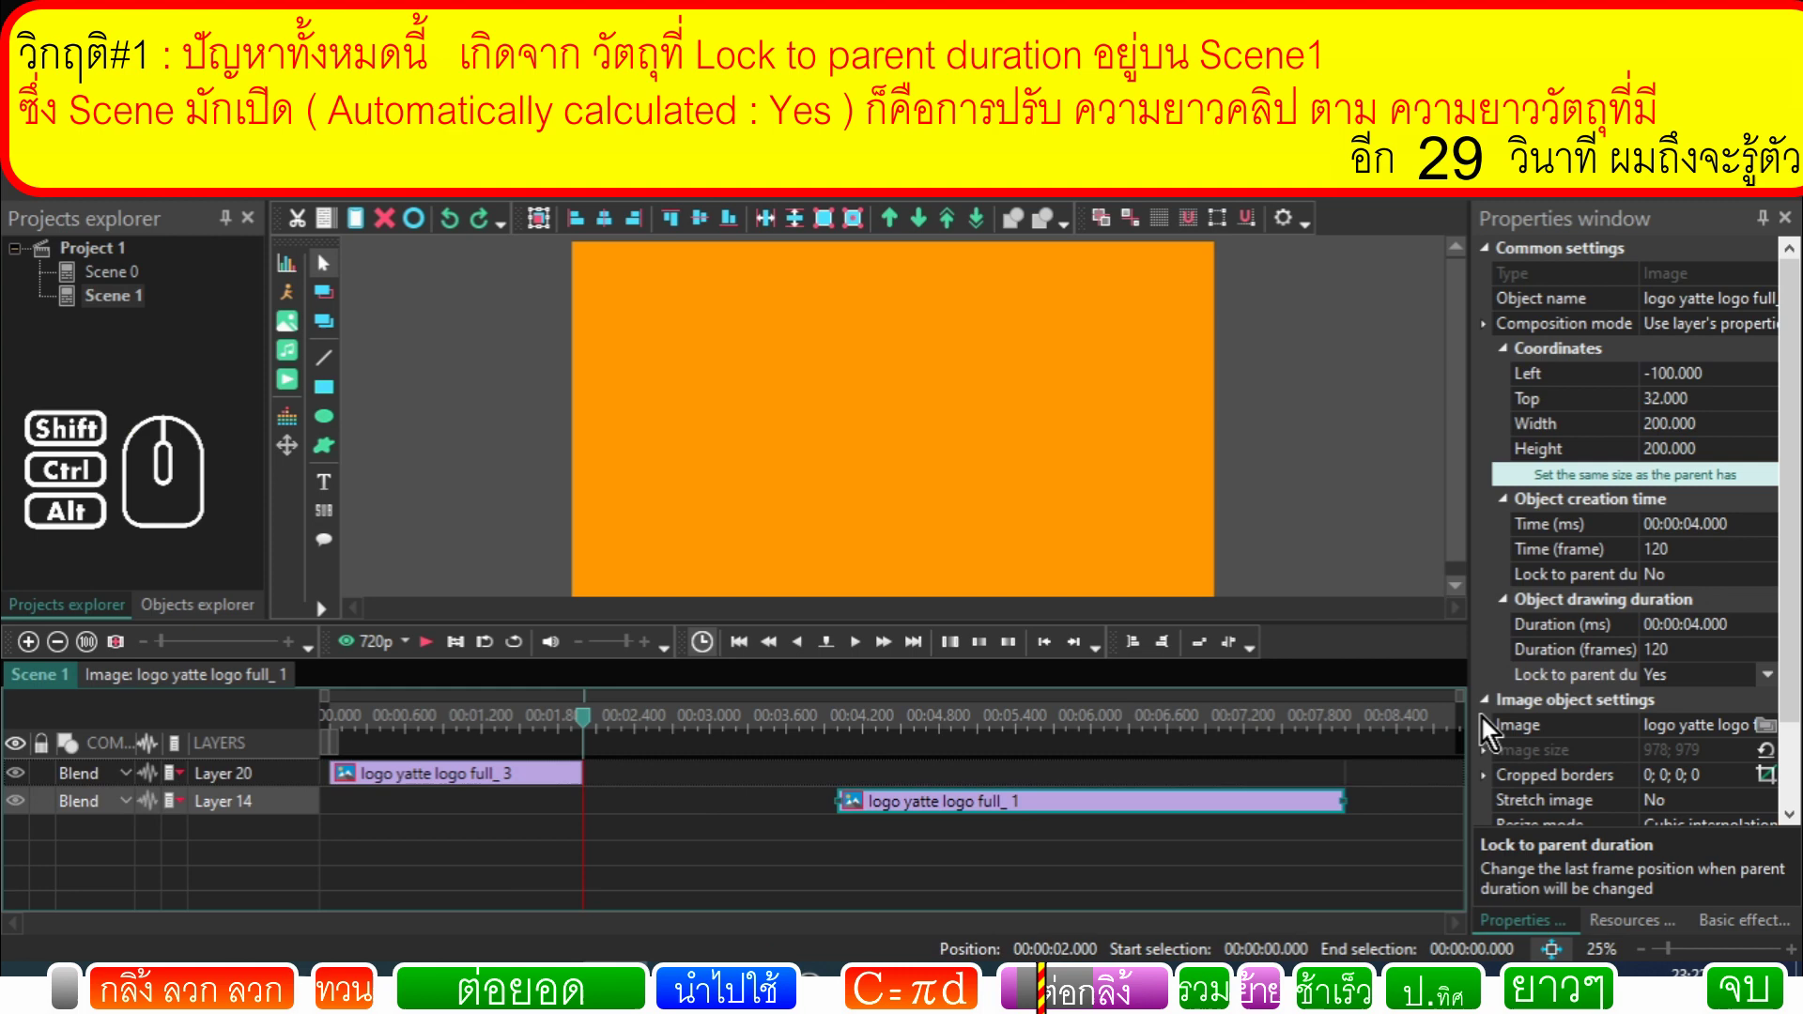
Step: Move the original full_1 logo clip to start at 2.6 s
left_click(1065, 815)
left_click_drag(1062, 815, 805, 828)
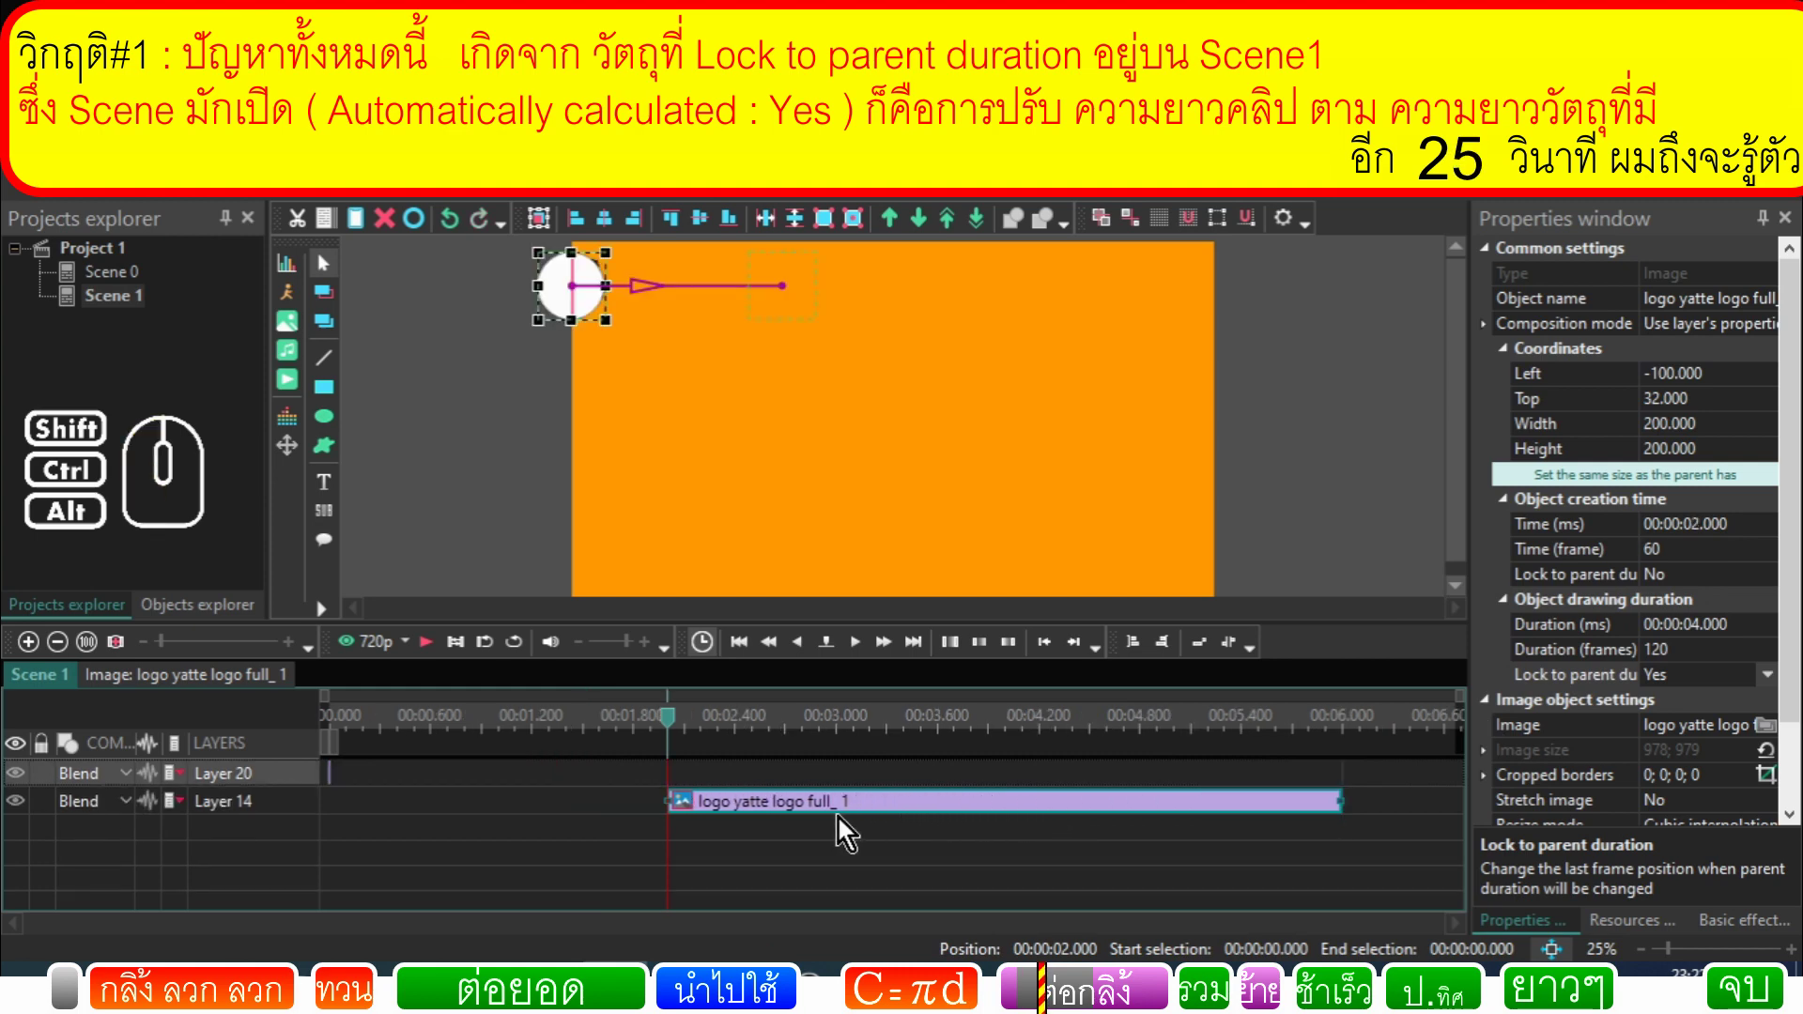
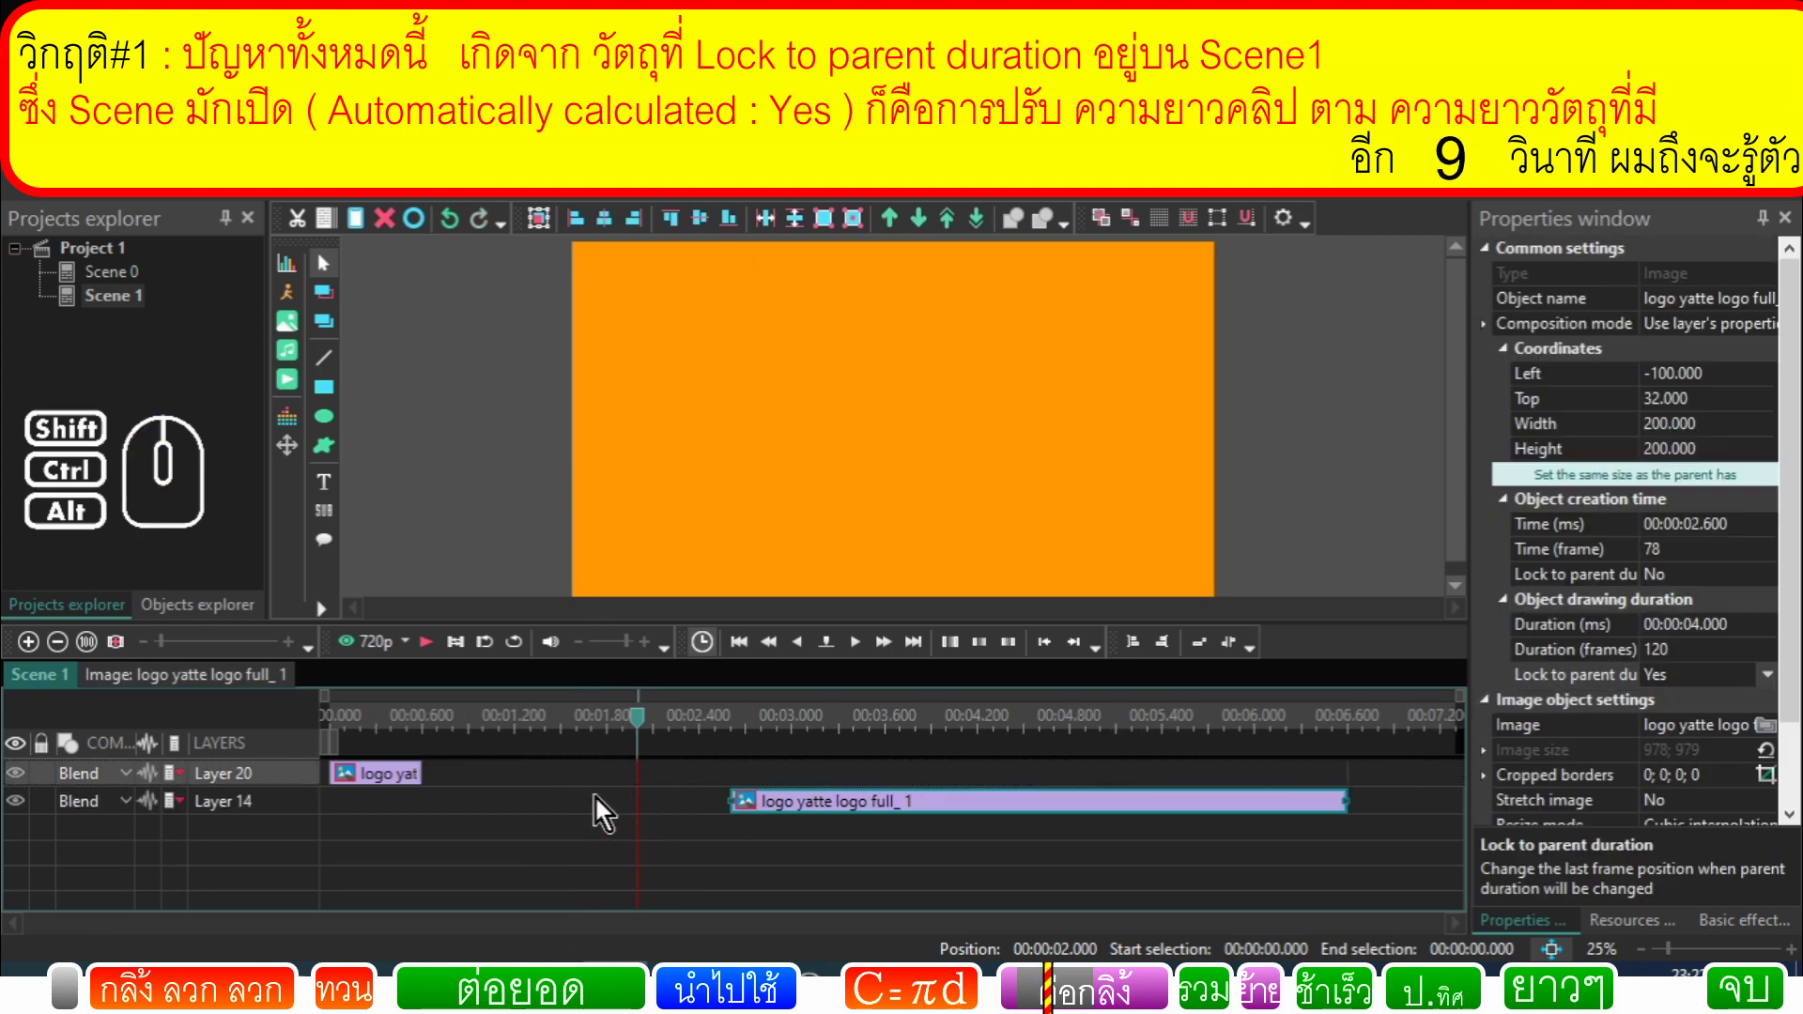
left_click(714, 812)
left_click(408, 786)
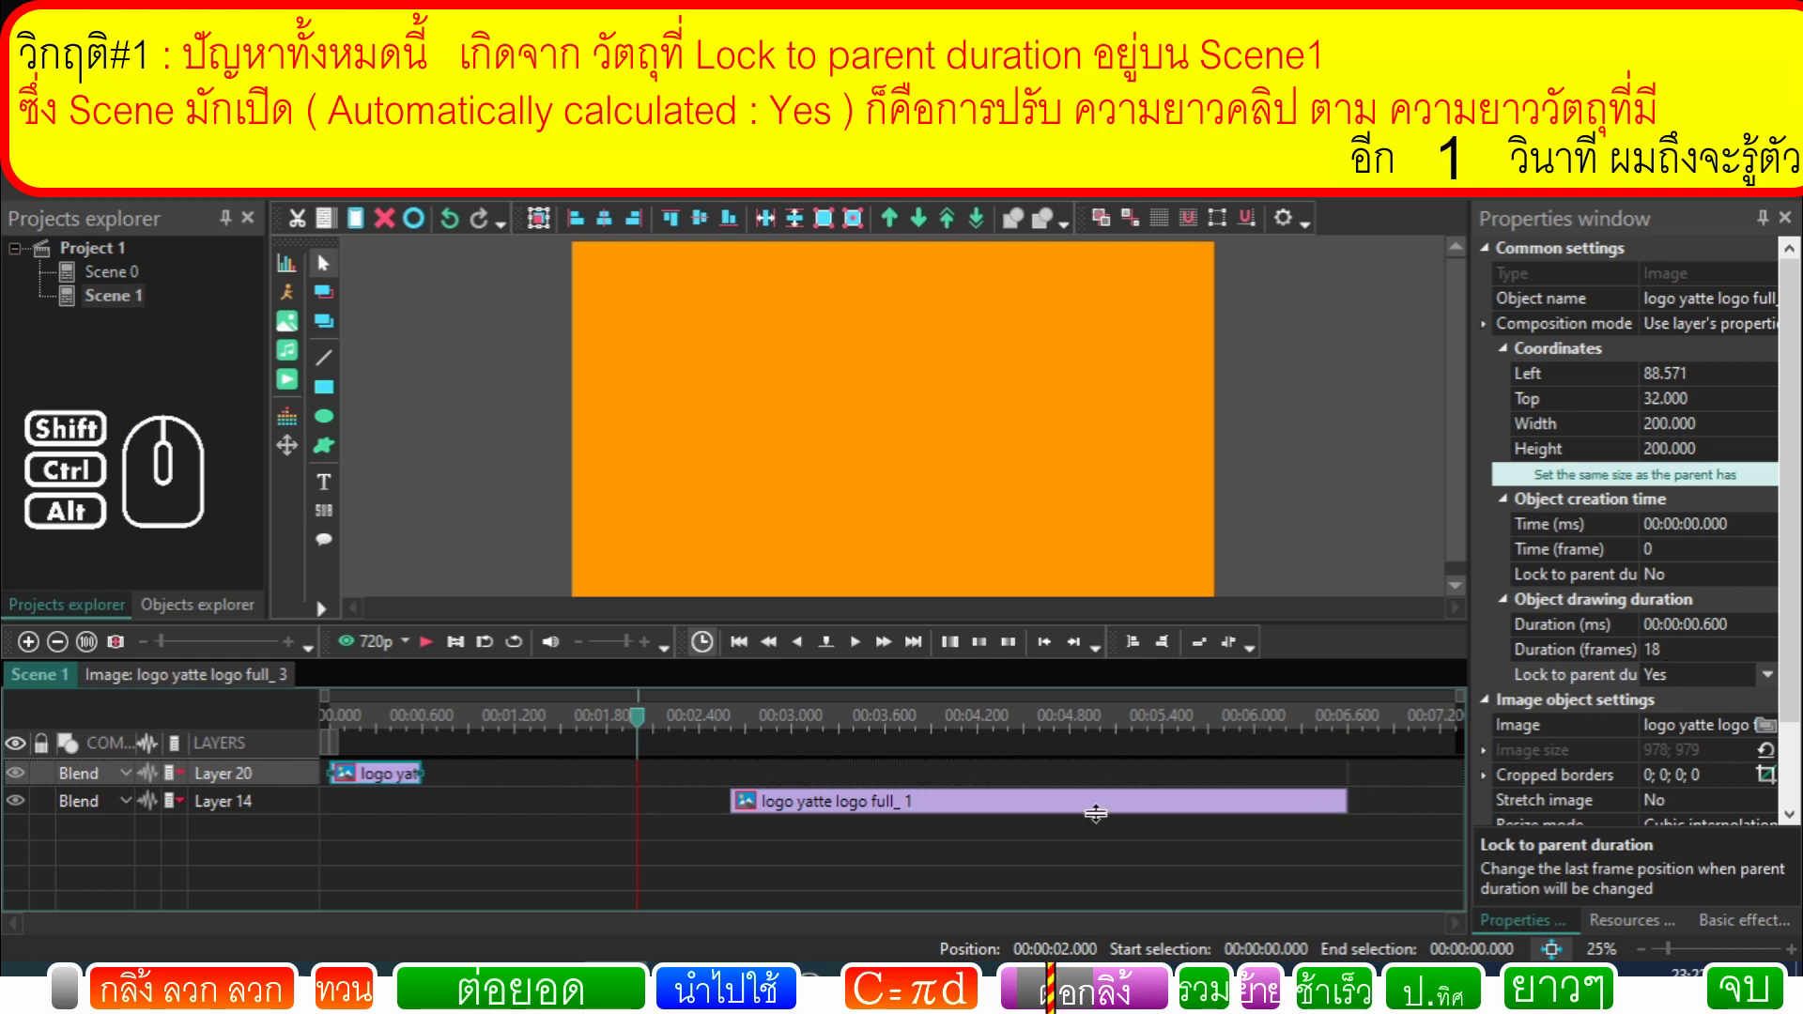
left_click(508, 810)
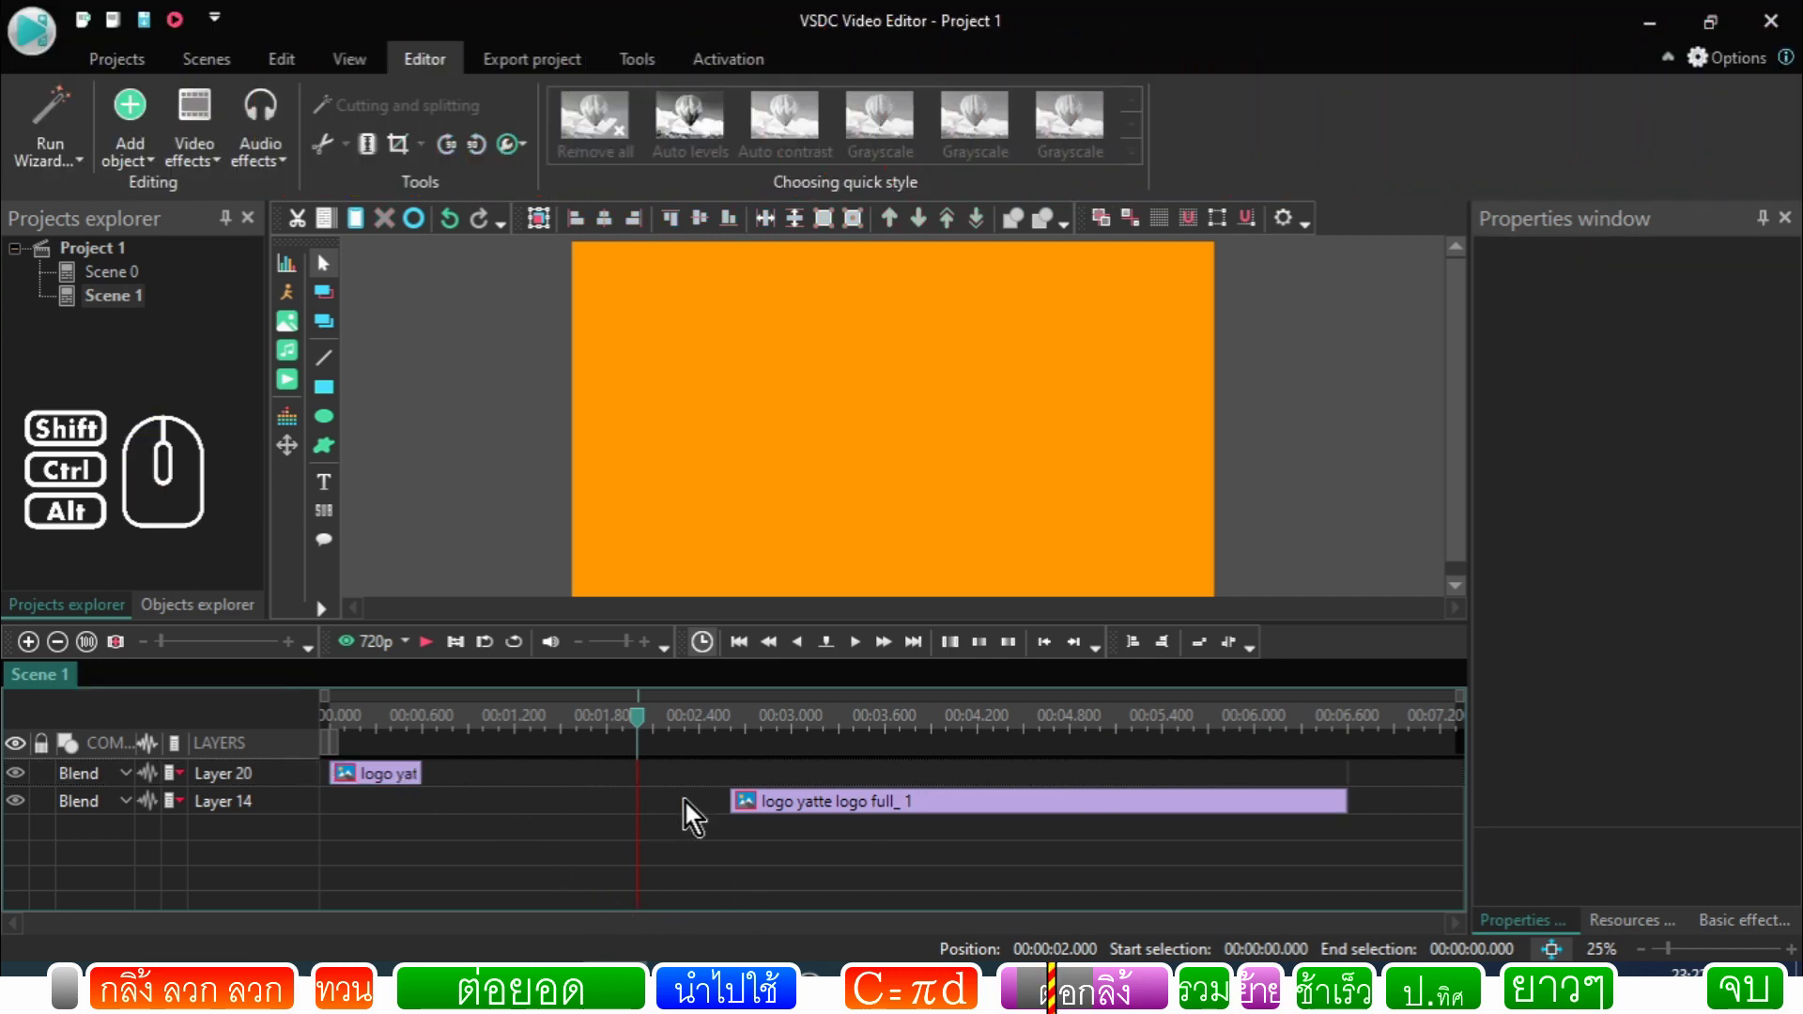
Step: Trim full_1 to 3.666 s and full_3 to 0.266 s, checking Duration in Properties
left_click(852, 821)
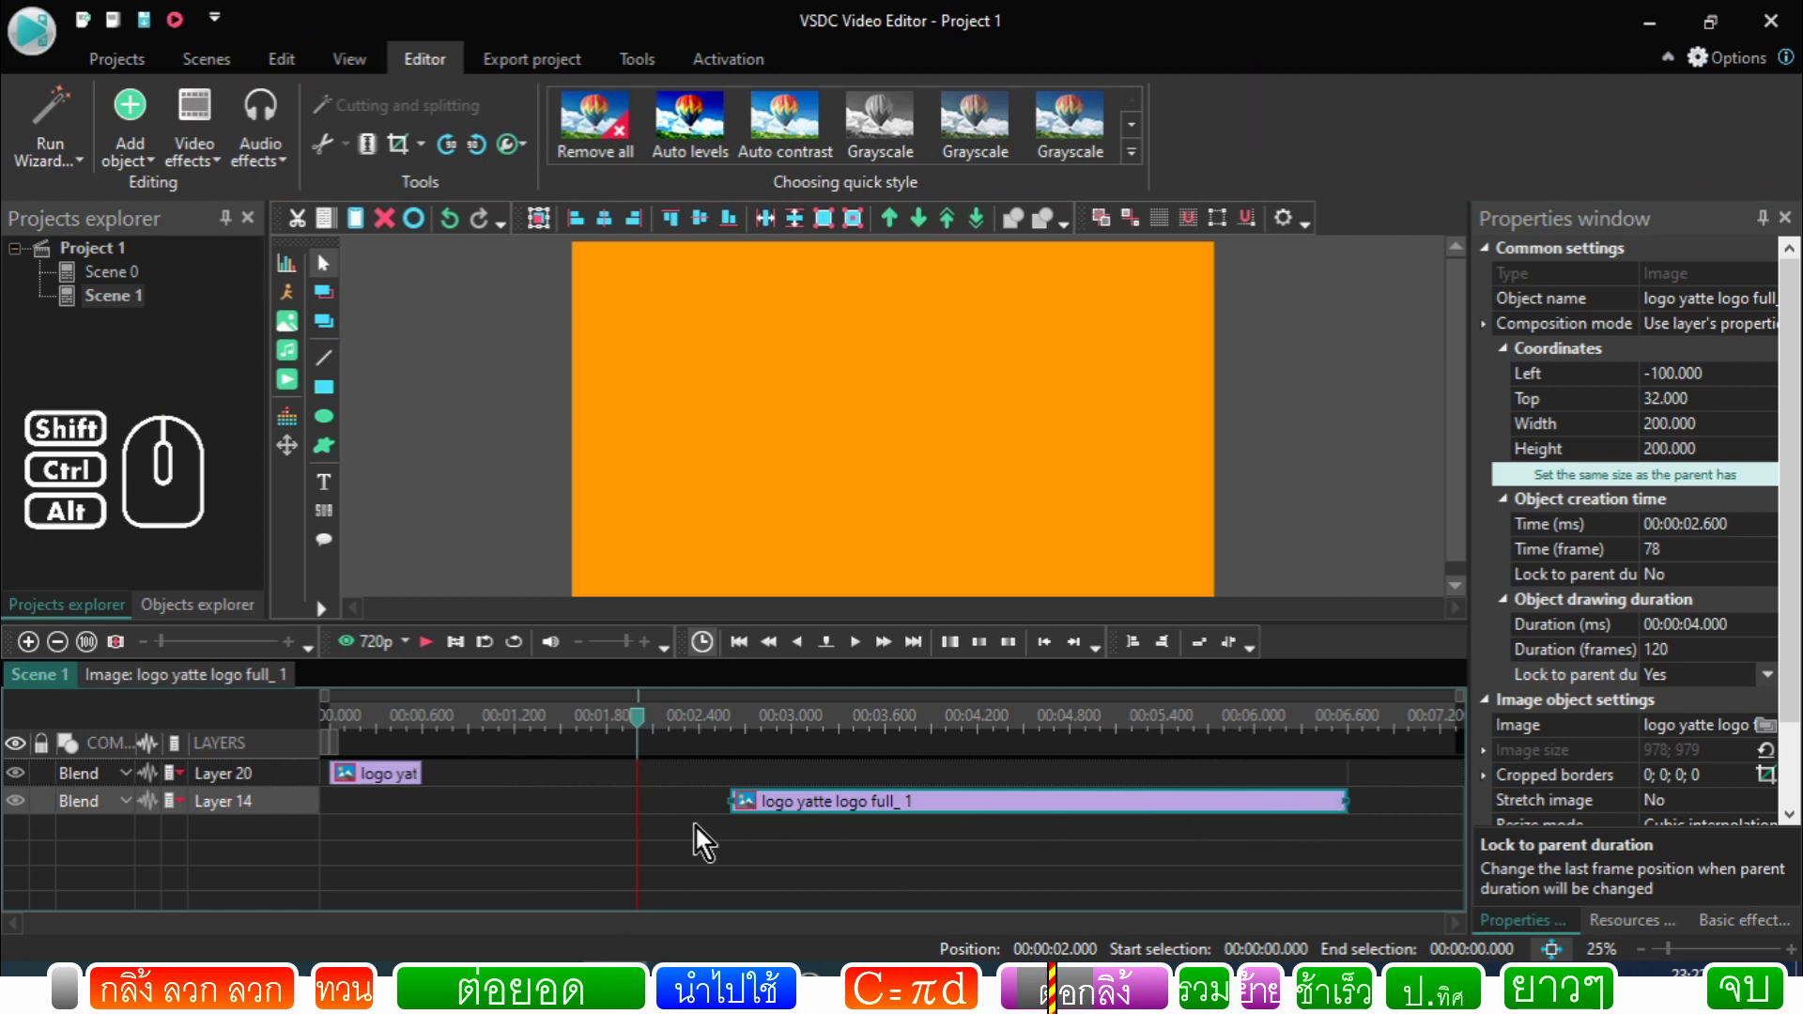
left_click(706, 816)
left_click(755, 815)
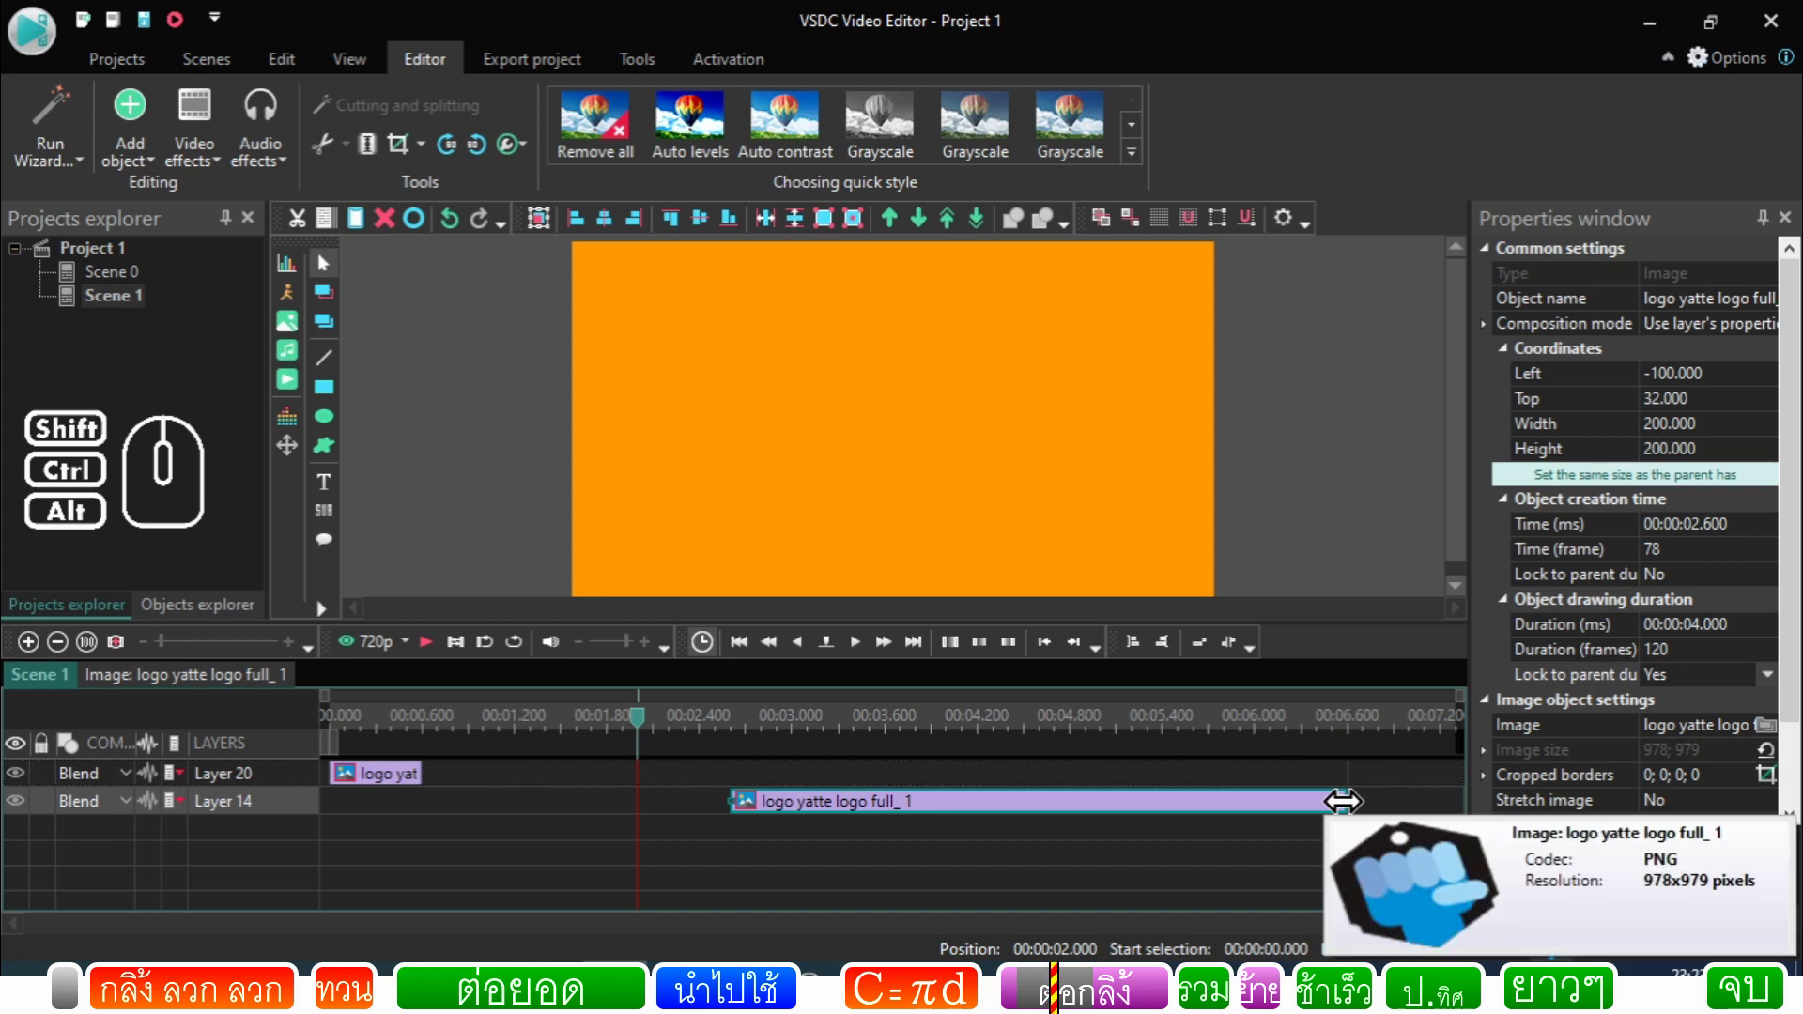
left_click(633, 838)
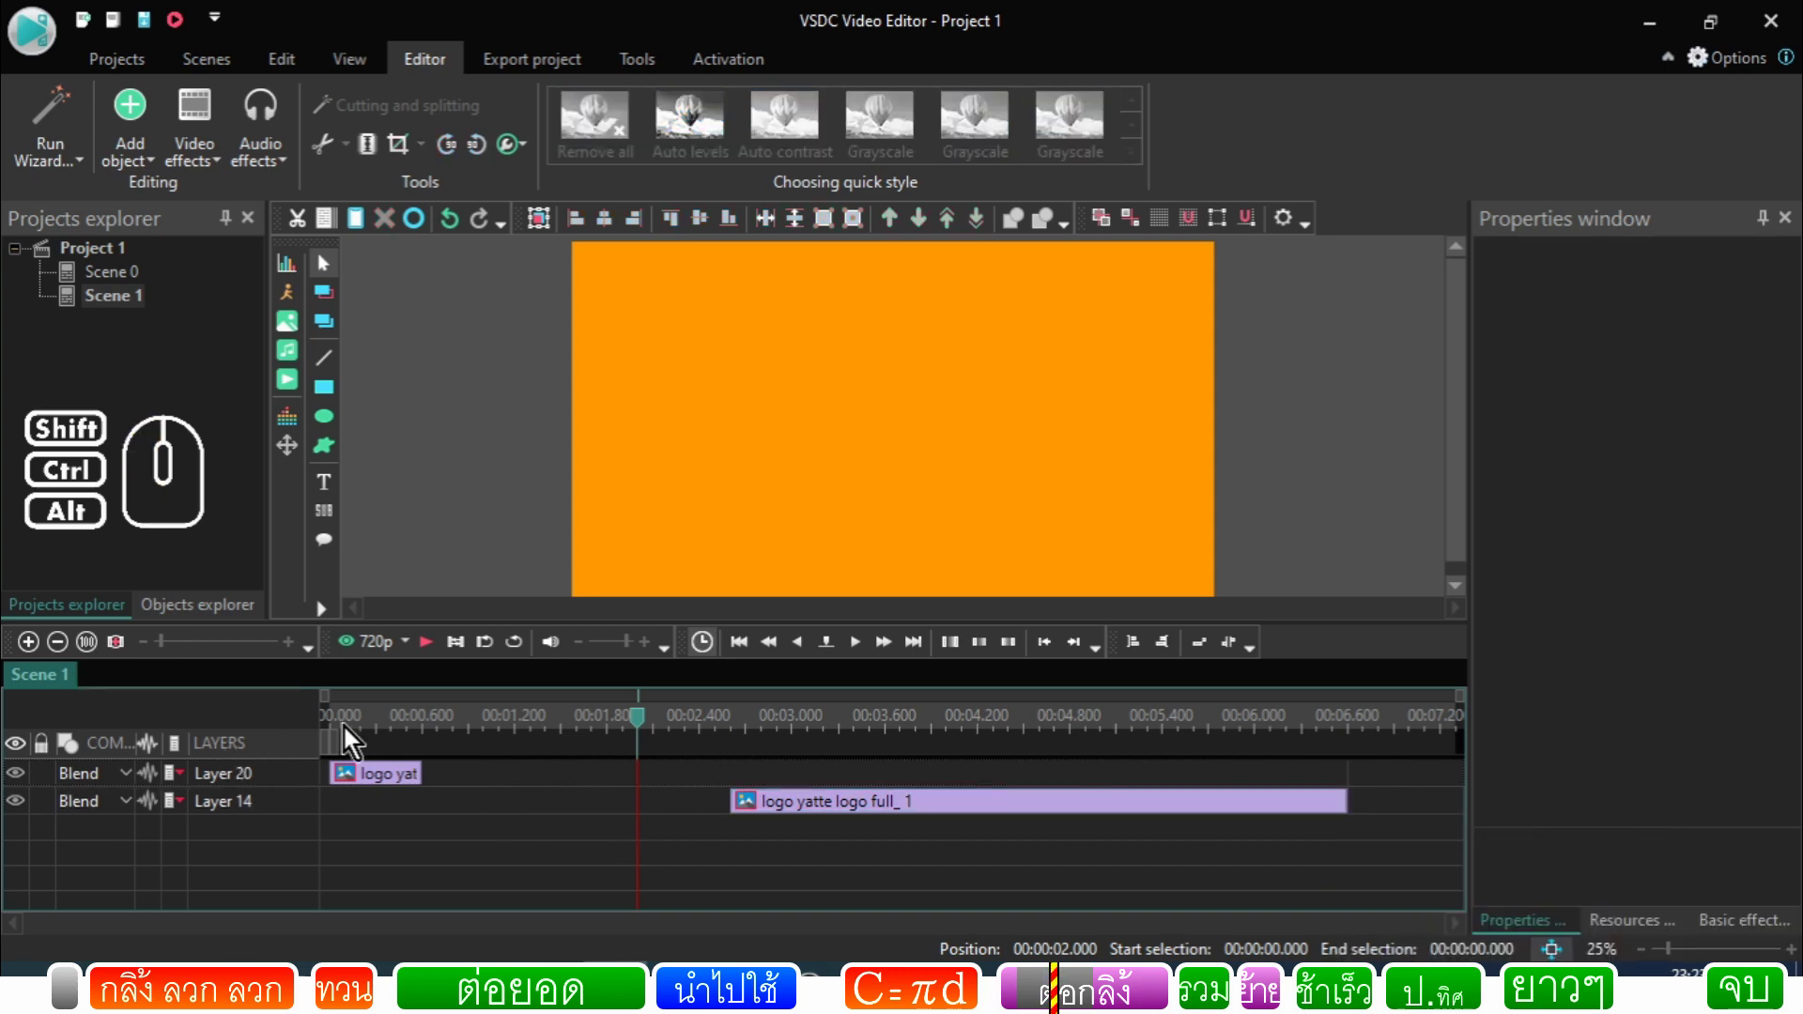
left_click(72, 685)
left_click(525, 777)
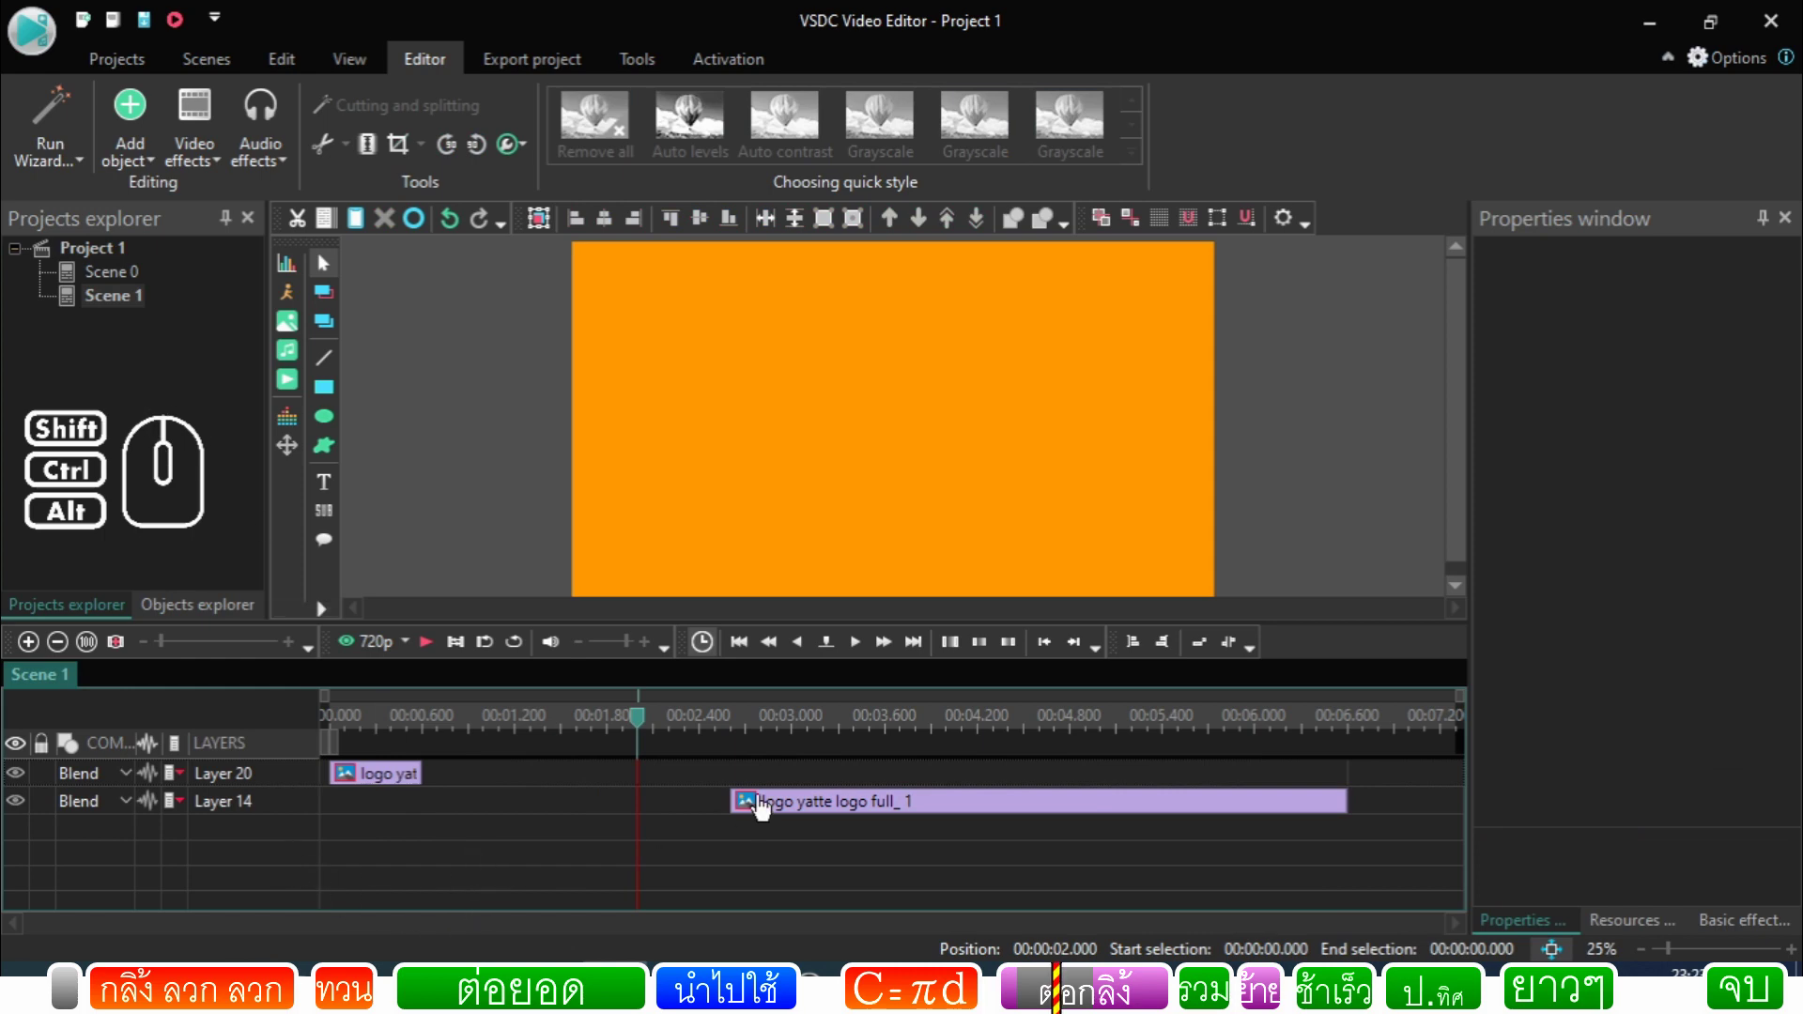
left_click(770, 806)
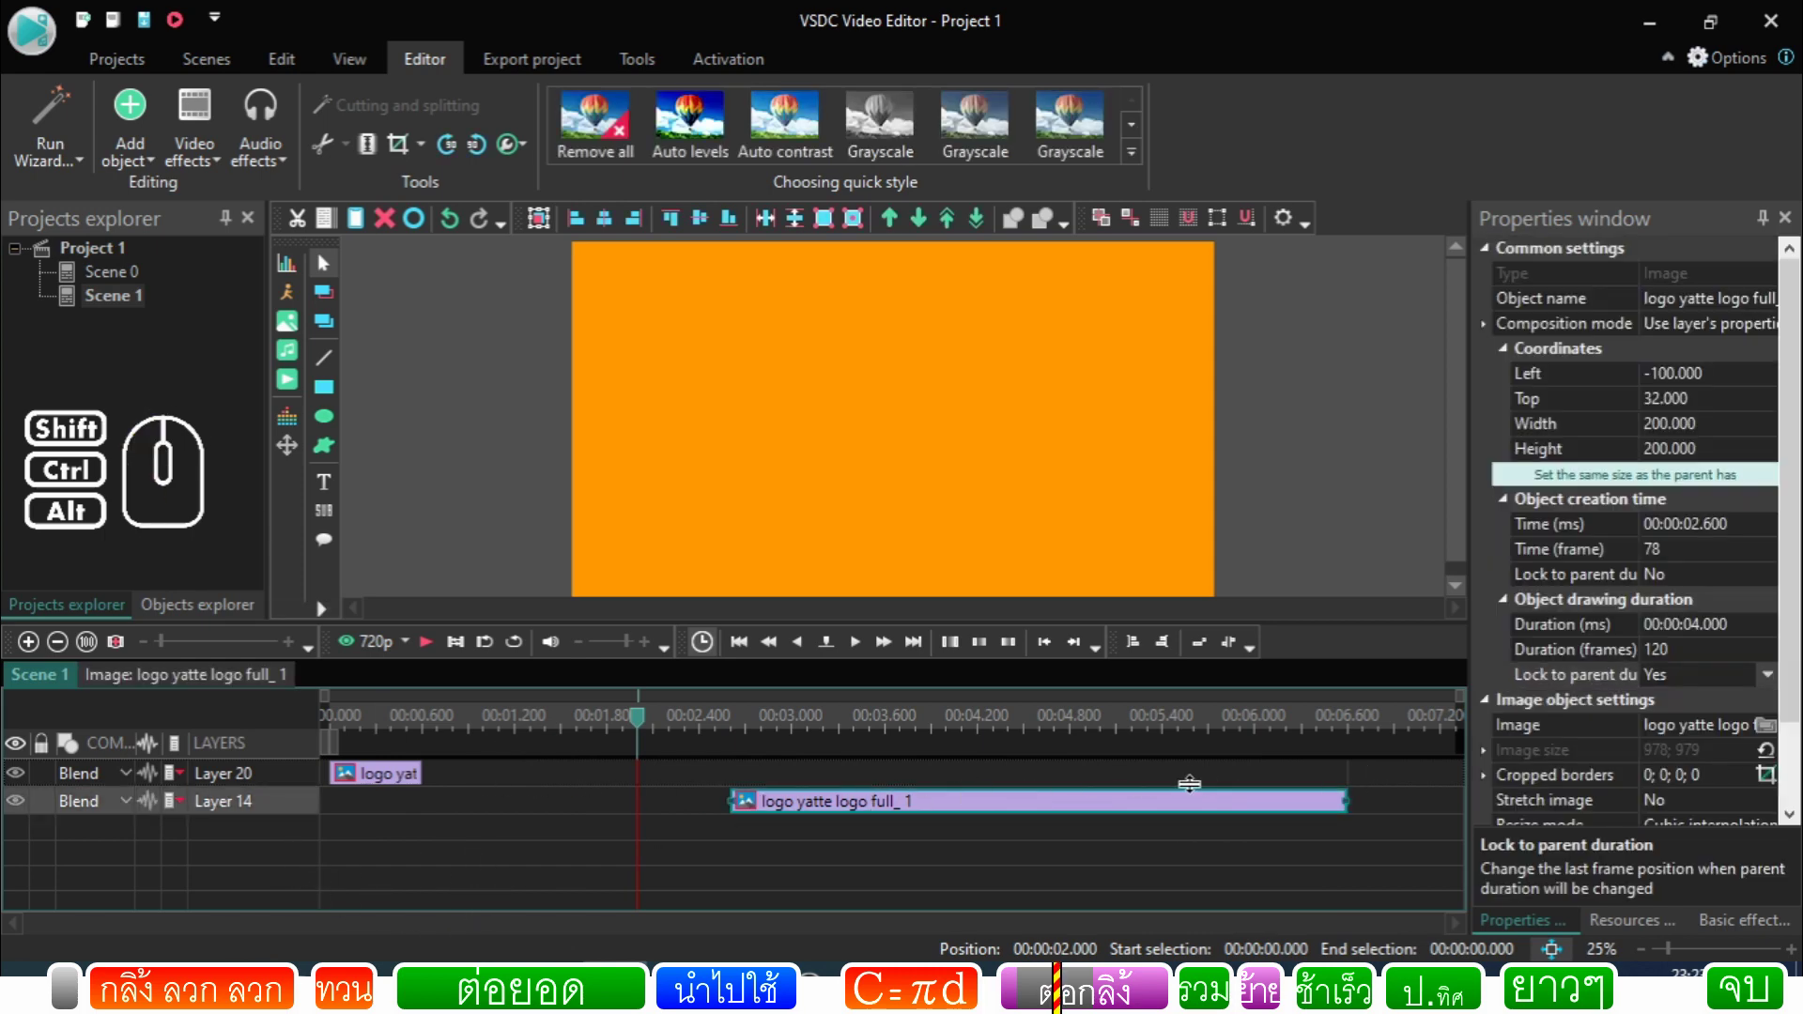
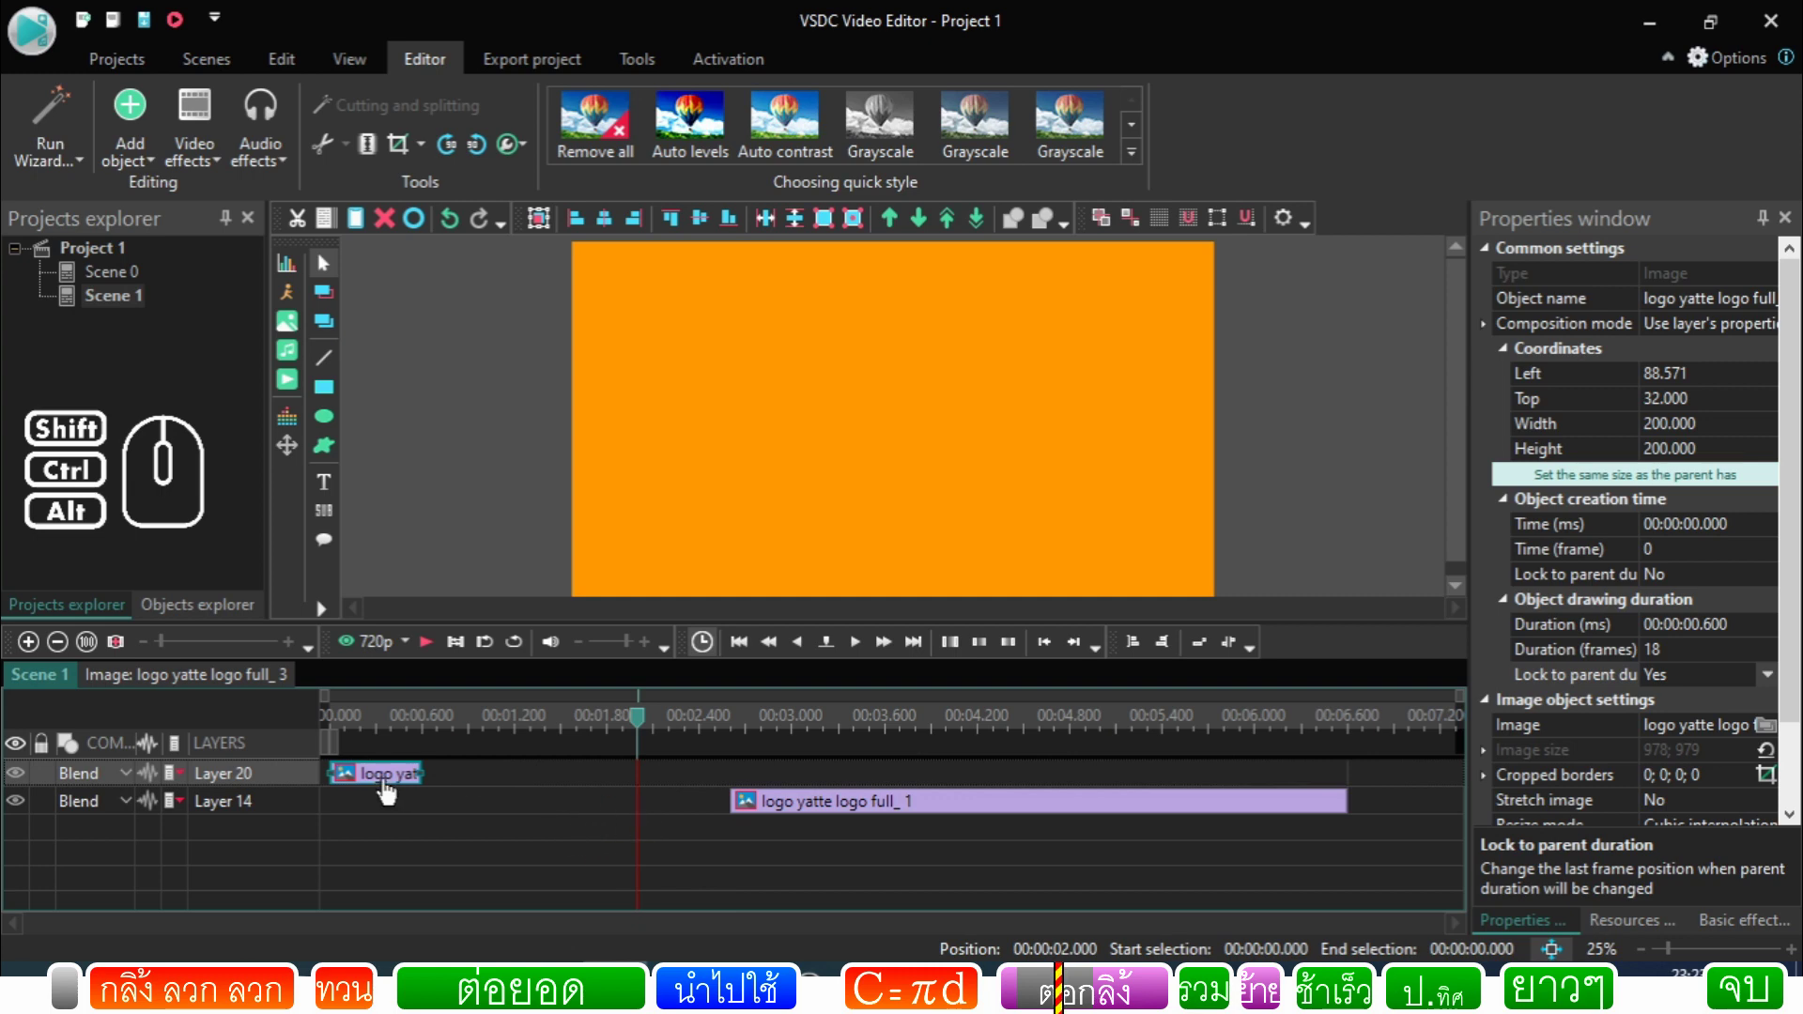
left_click(393, 783)
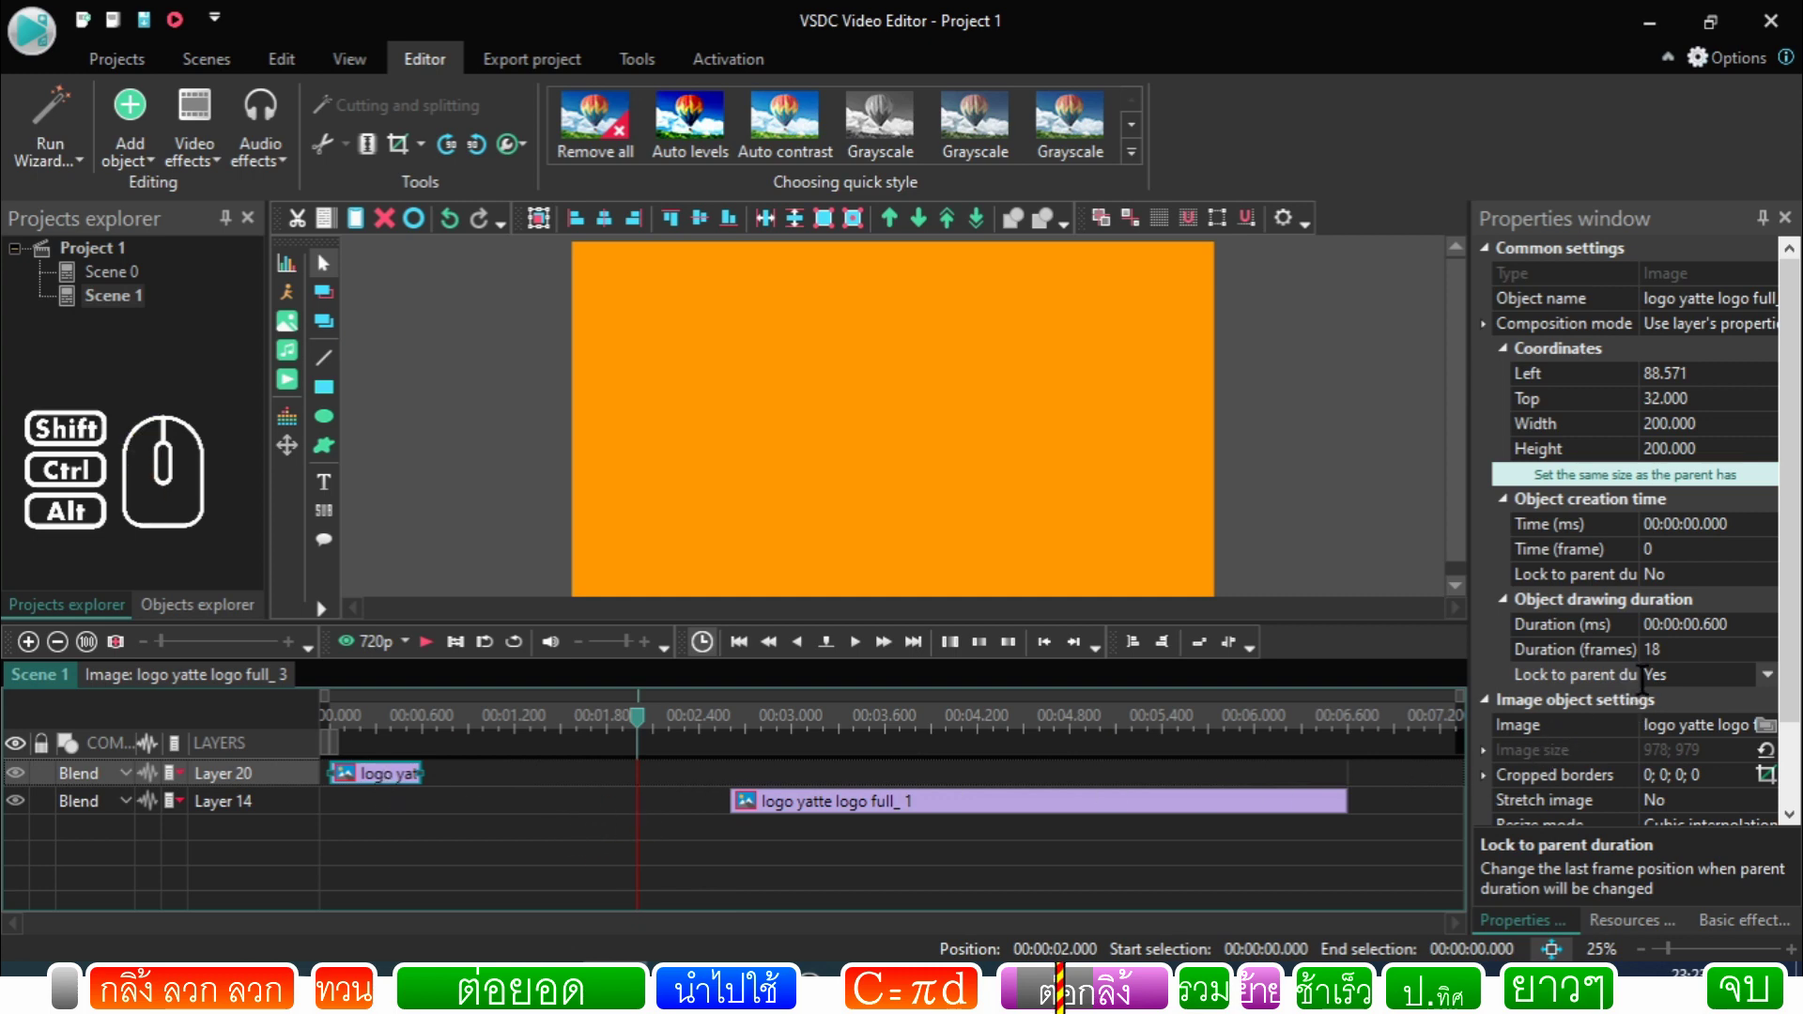
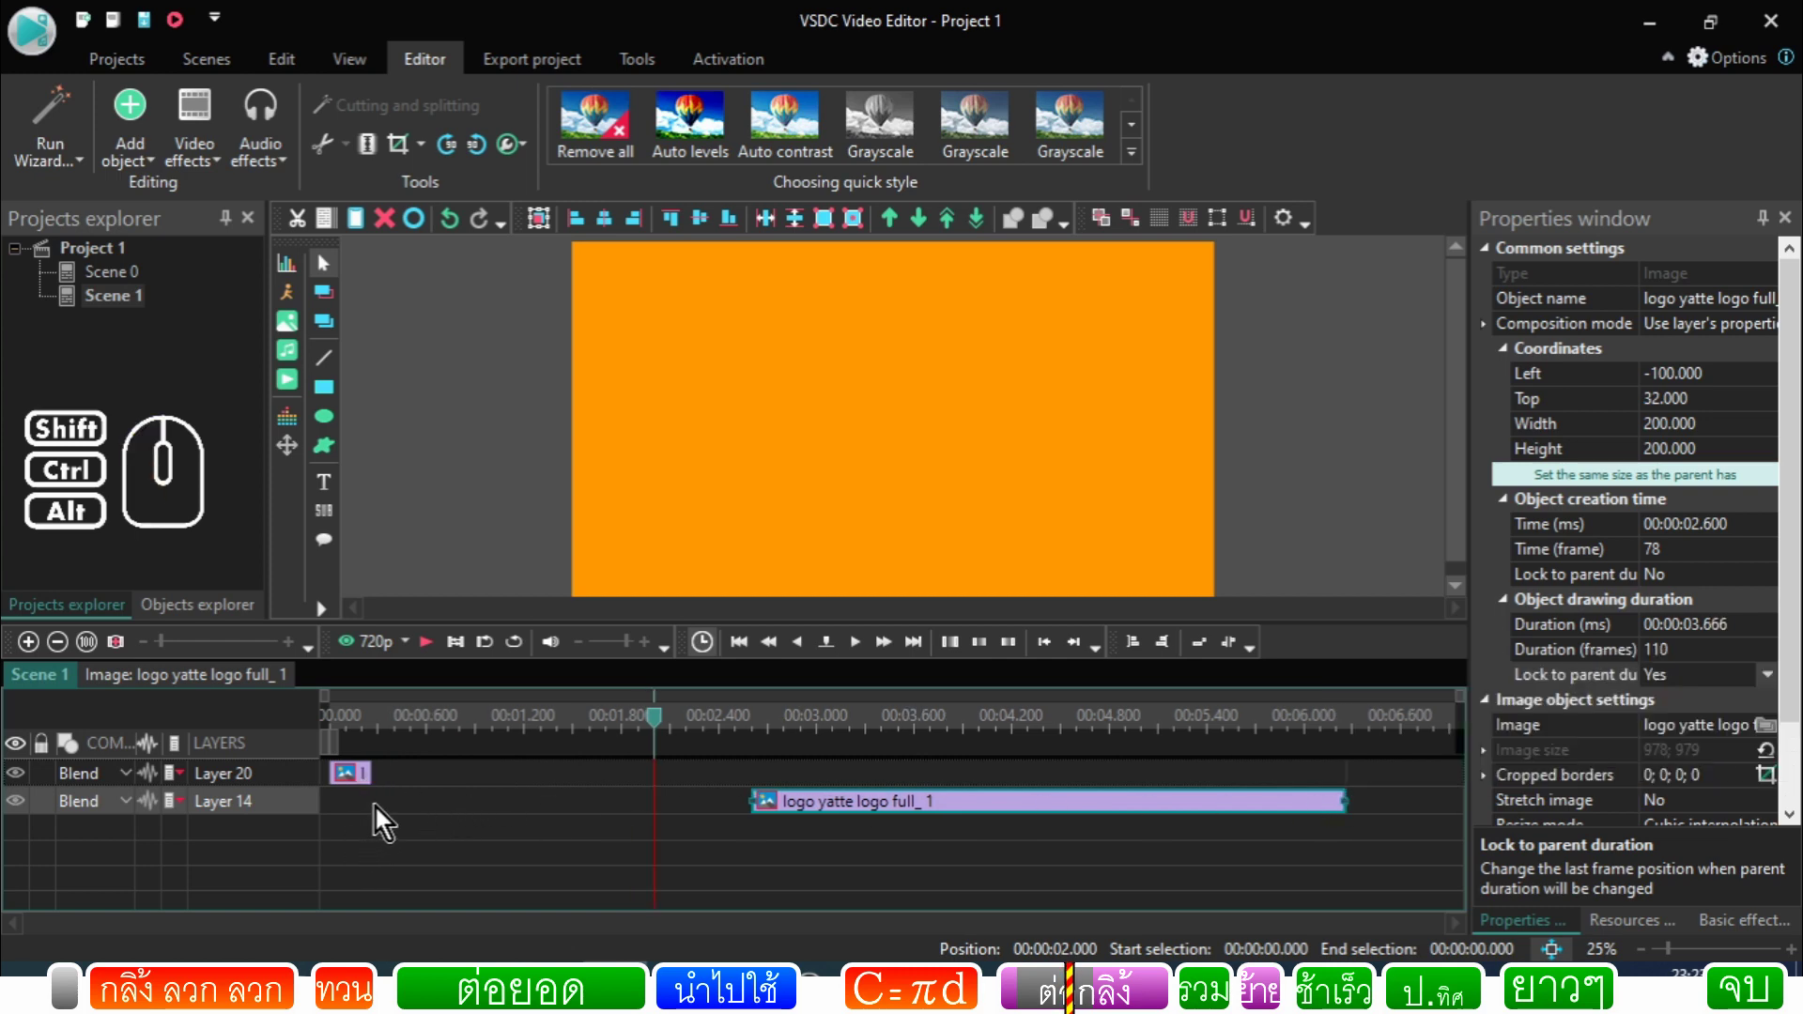
Step: Set the full_3 sprite's Lock to parent duration to No
left_click(380, 812)
left_click(366, 786)
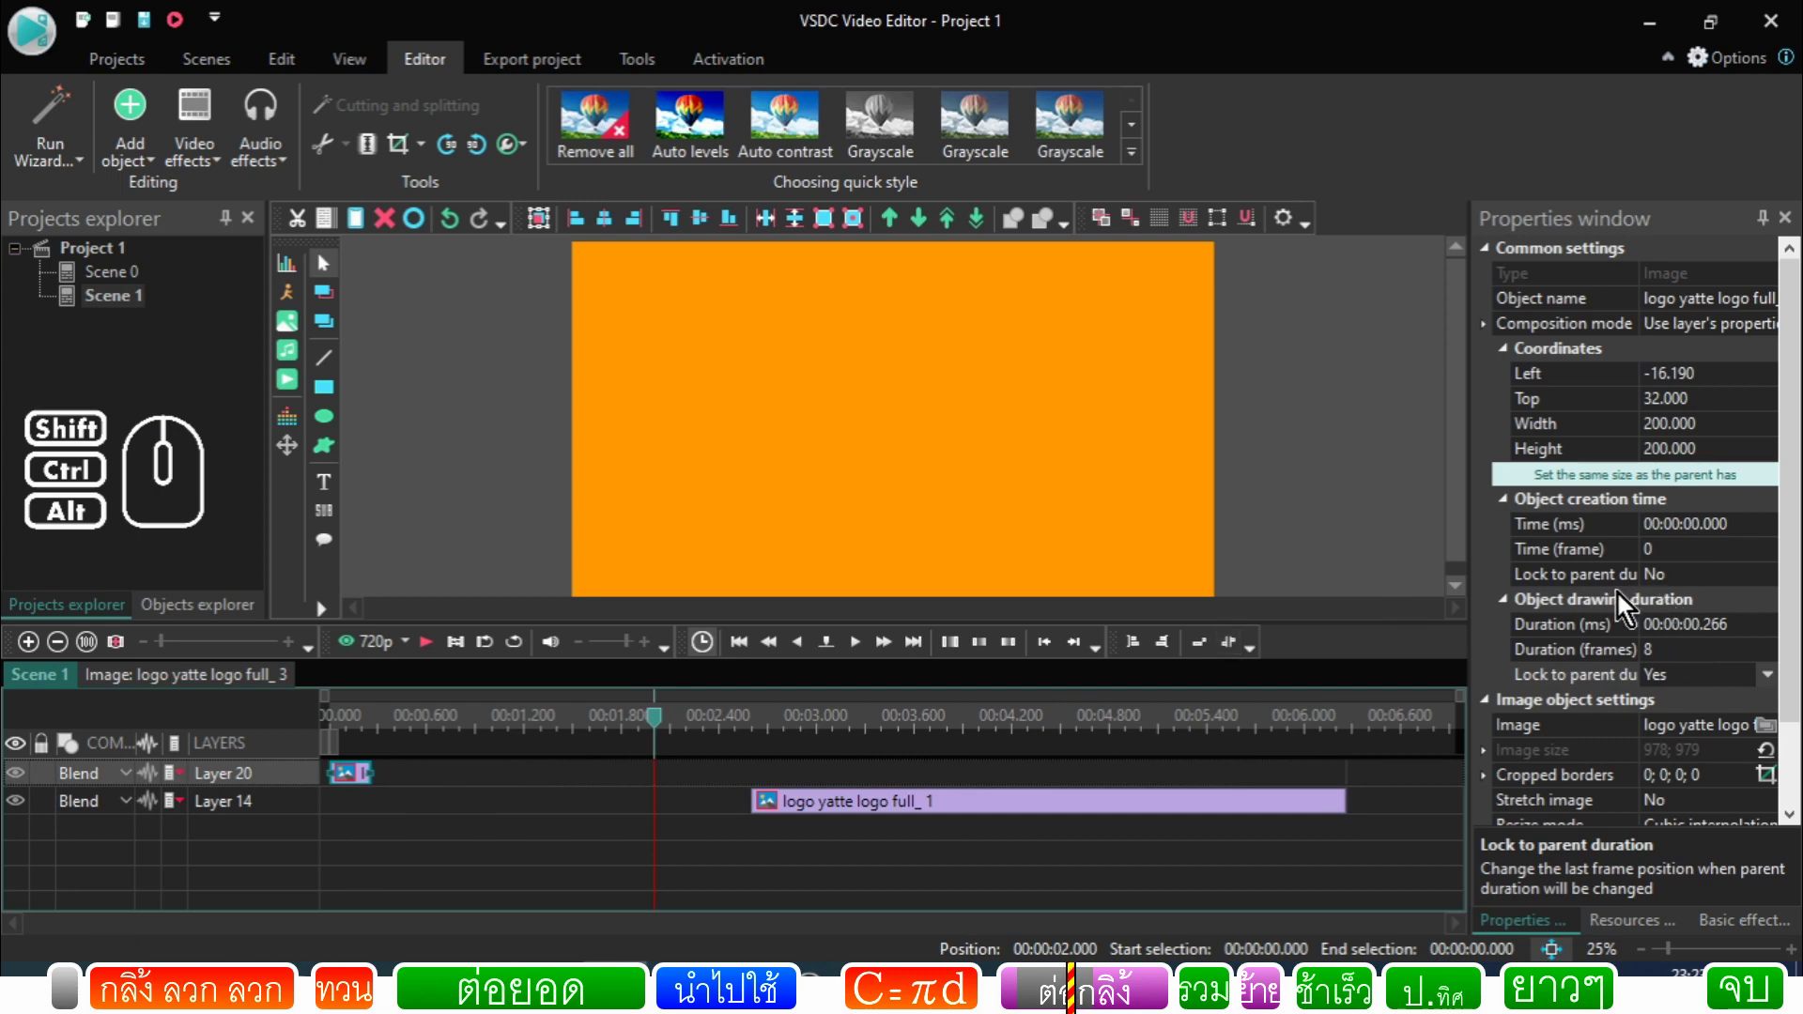
left_click(393, 799)
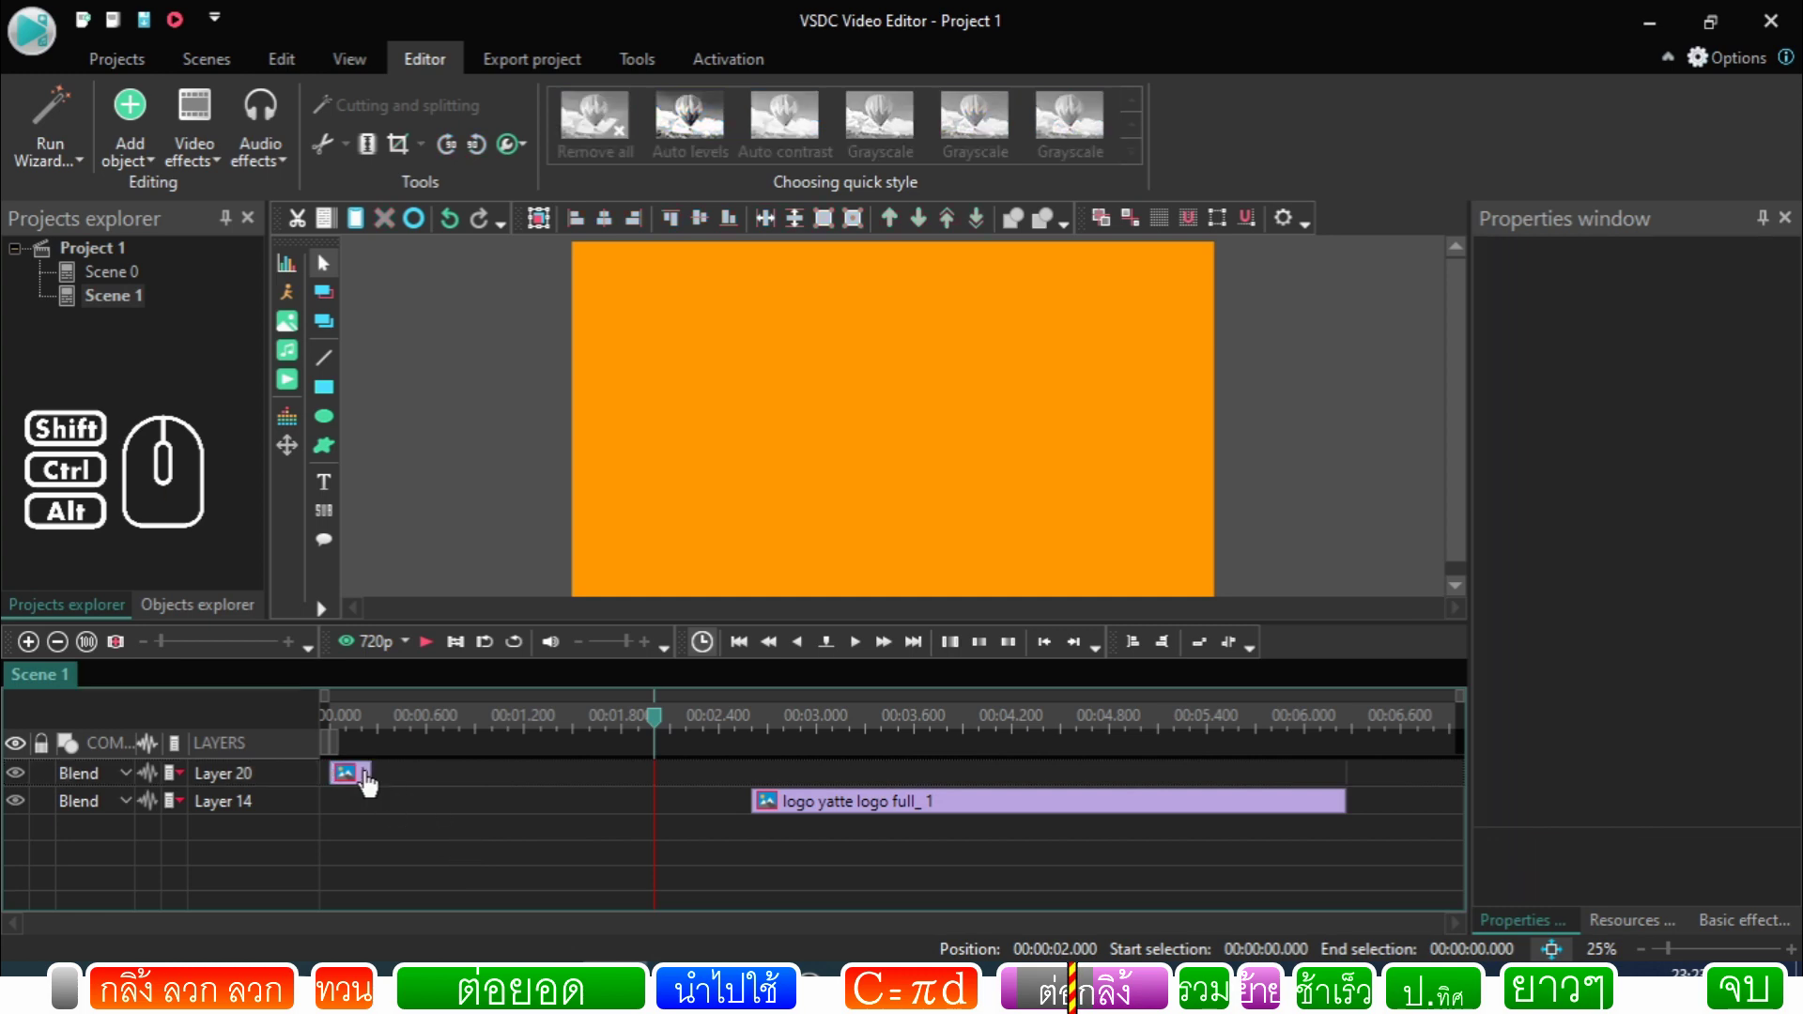
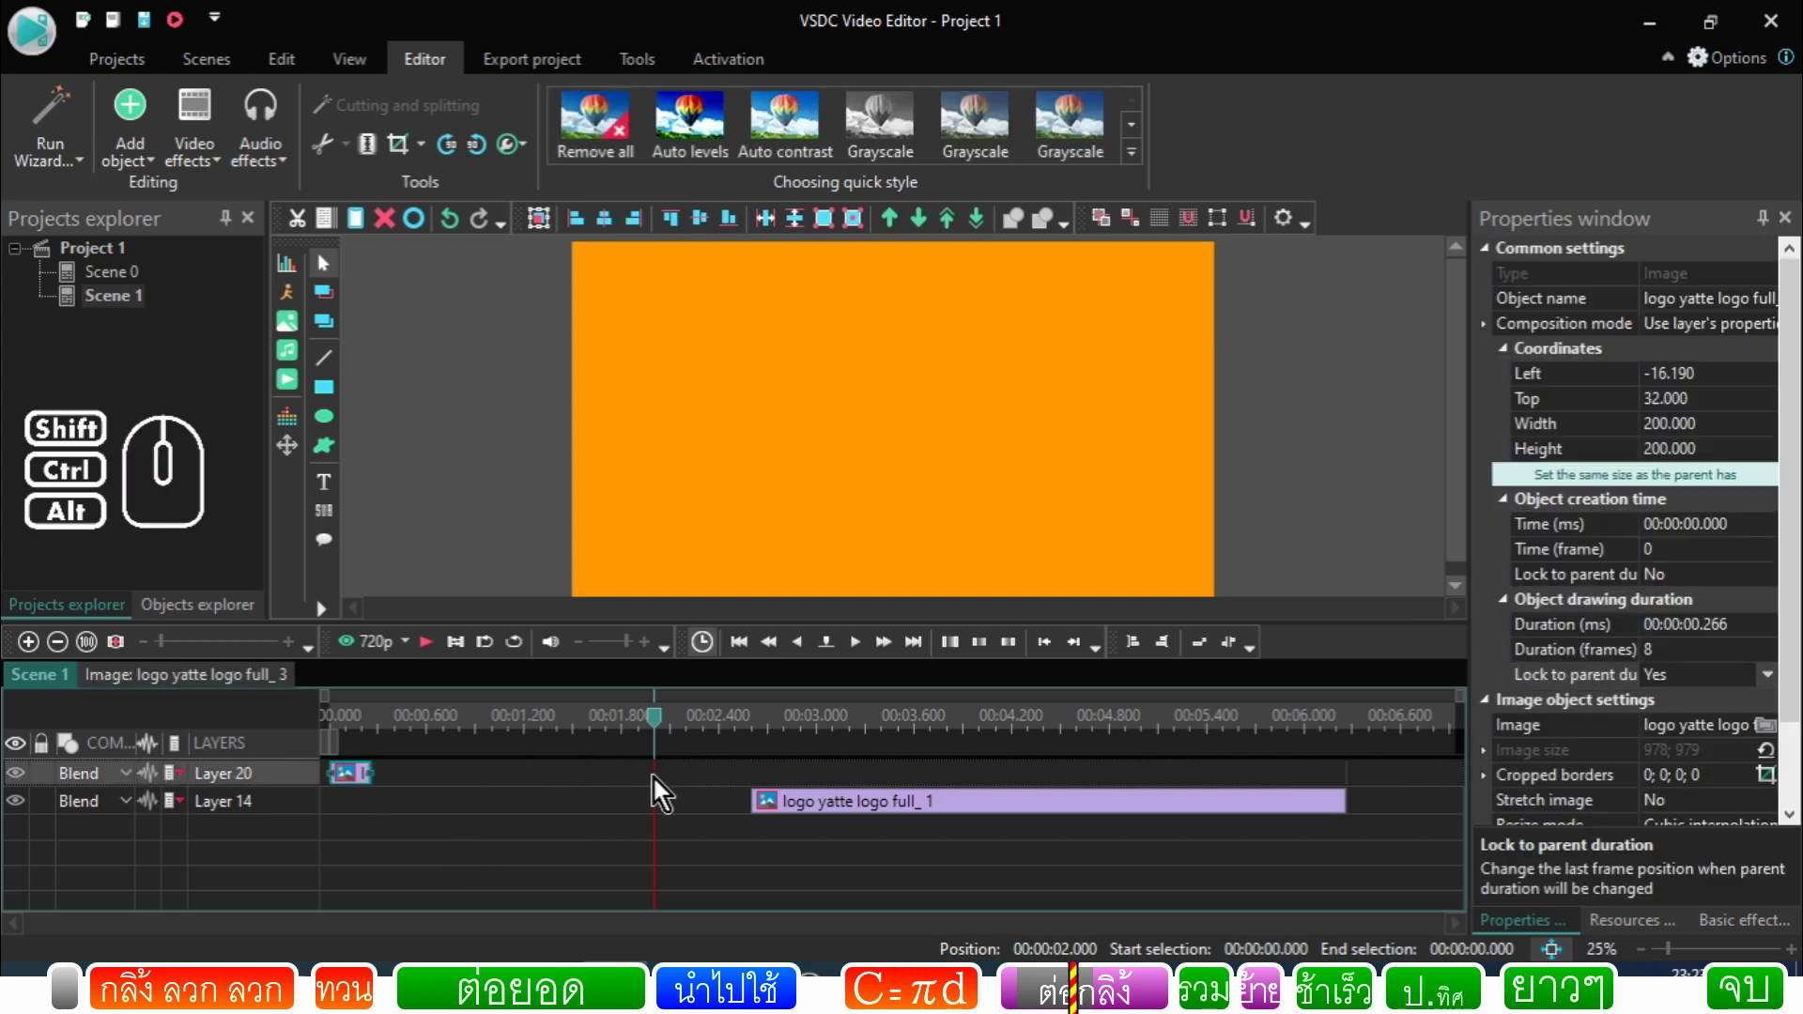
left_click(1335, 806)
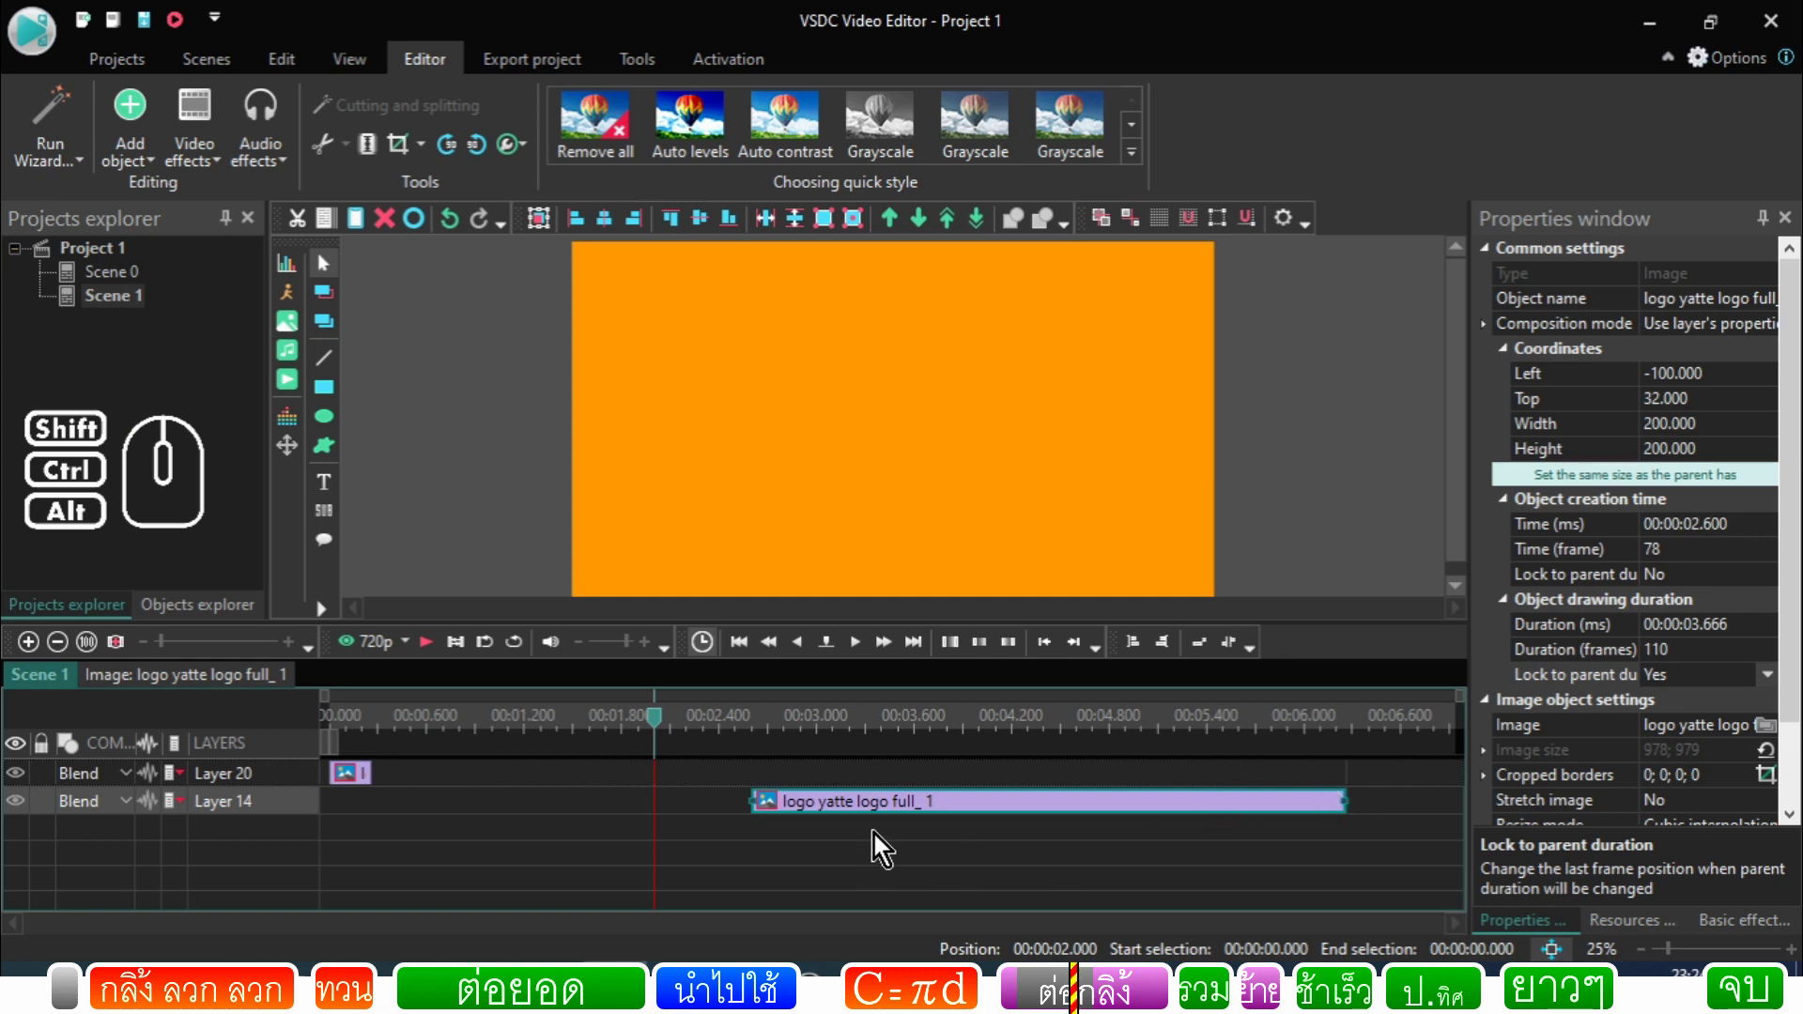
left_click(865, 779)
left_click(844, 817)
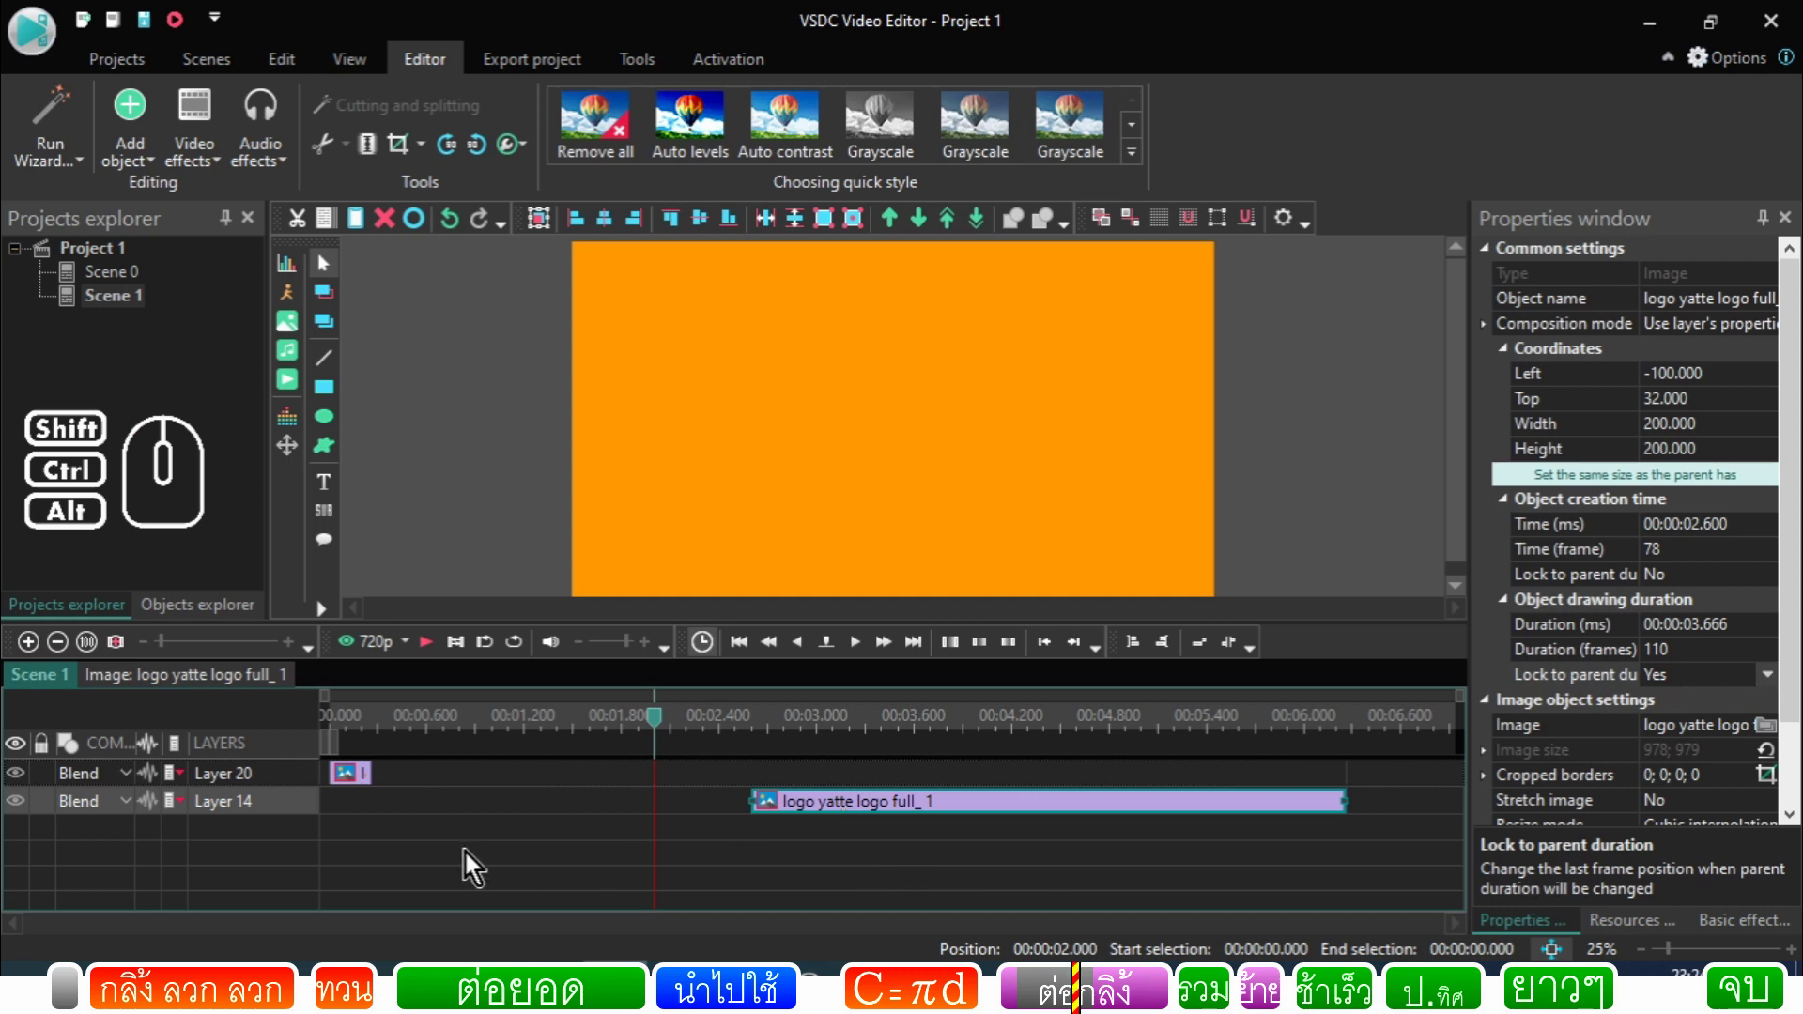
left_click(713, 807)
left_click(798, 809)
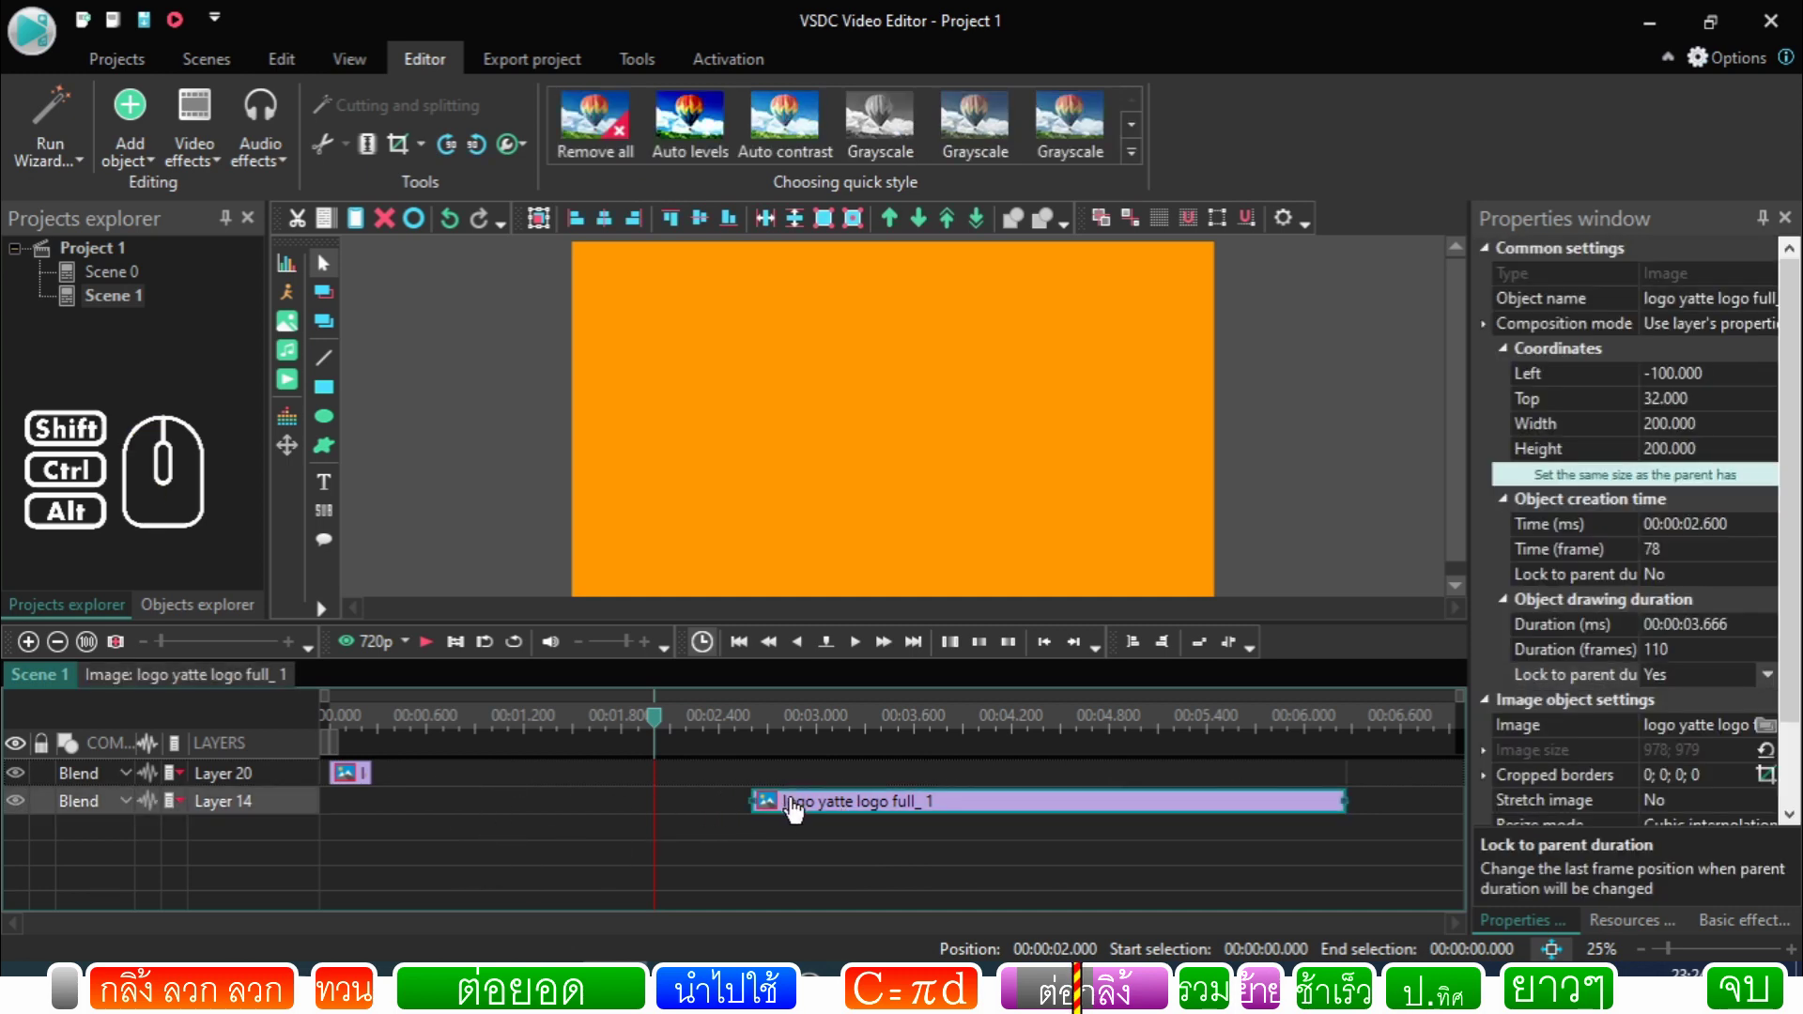
left_click(366, 786)
double_click(1689, 693)
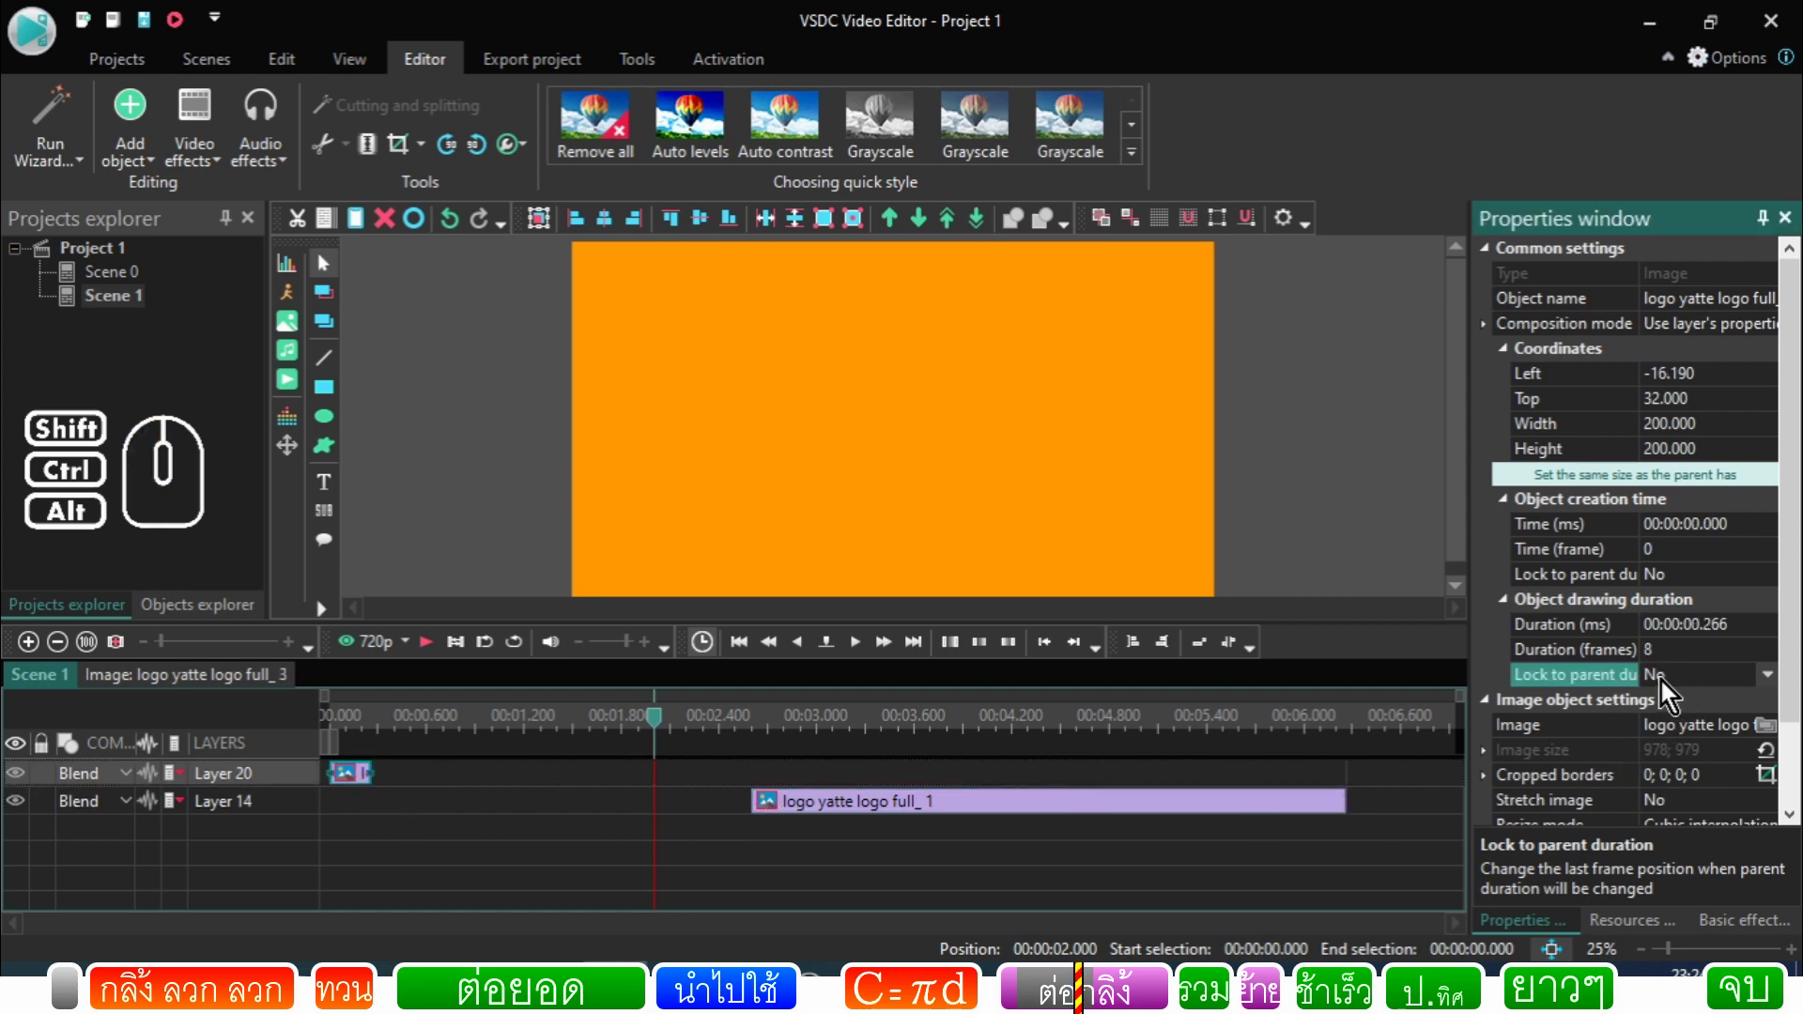
left_click(392, 789)
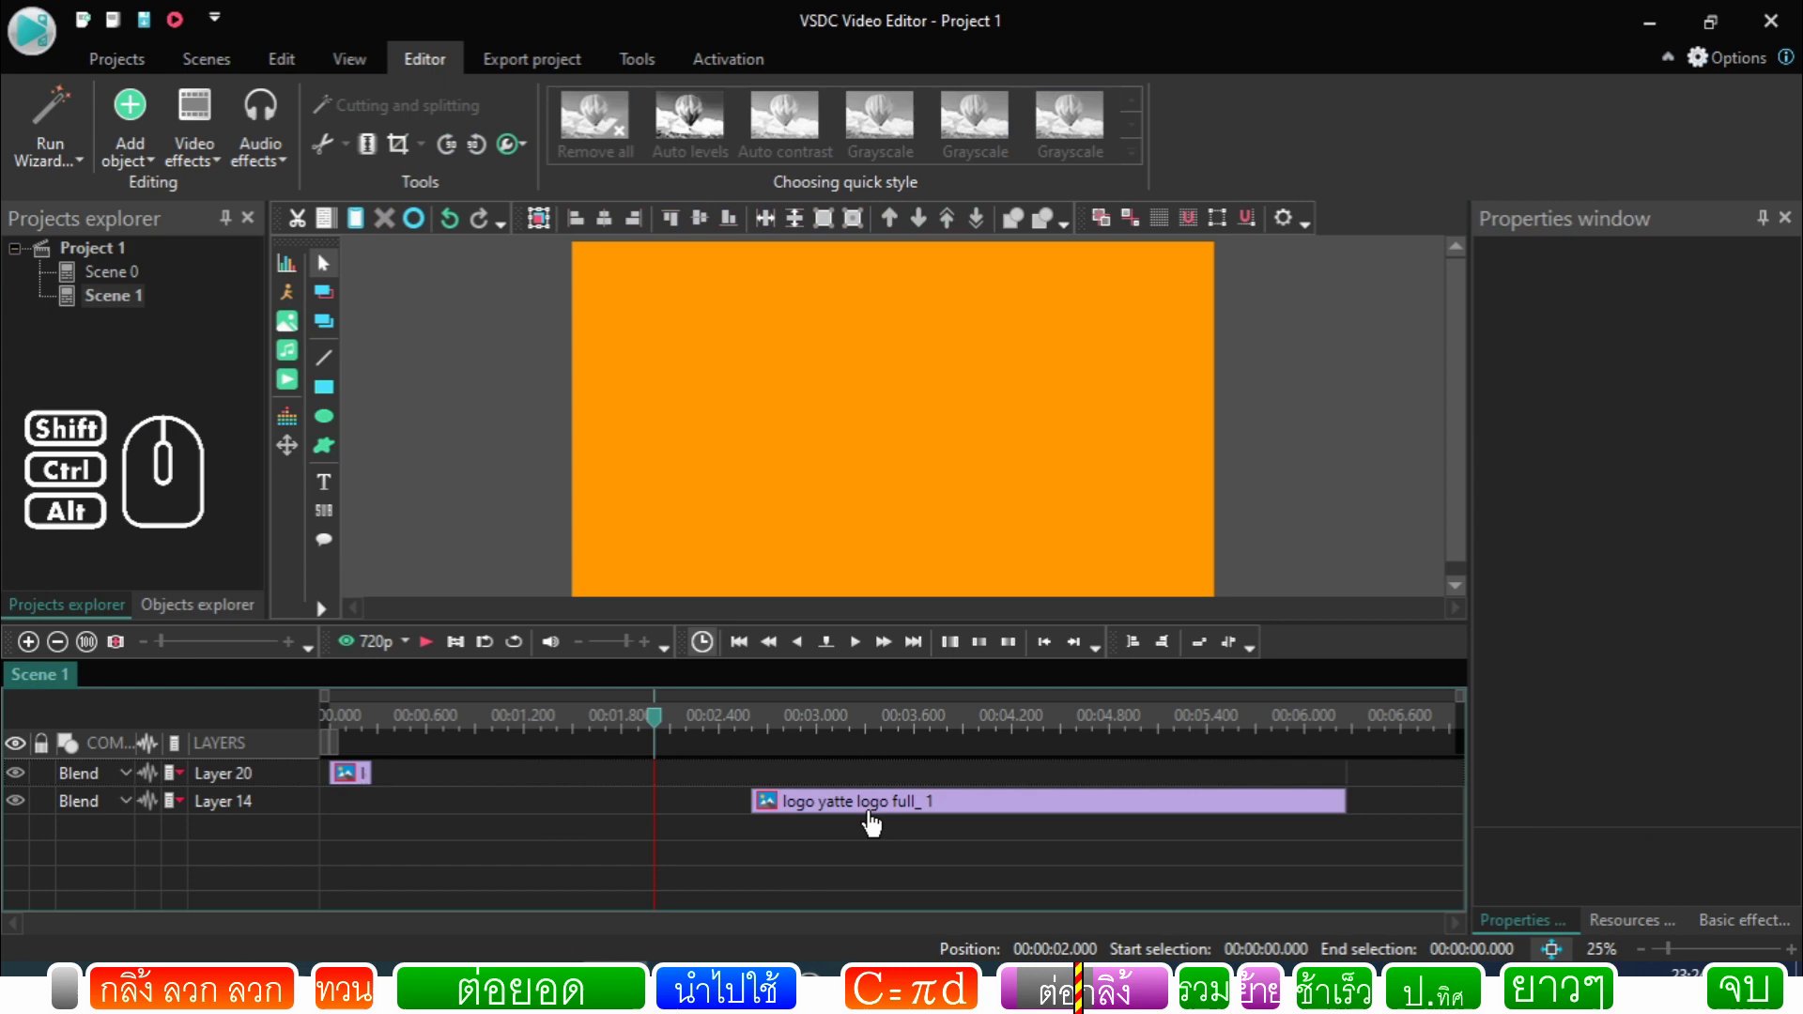
Step: Set the full_3 sprite's Duration to 2 seconds and open its inner animation layers
left_click(876, 803)
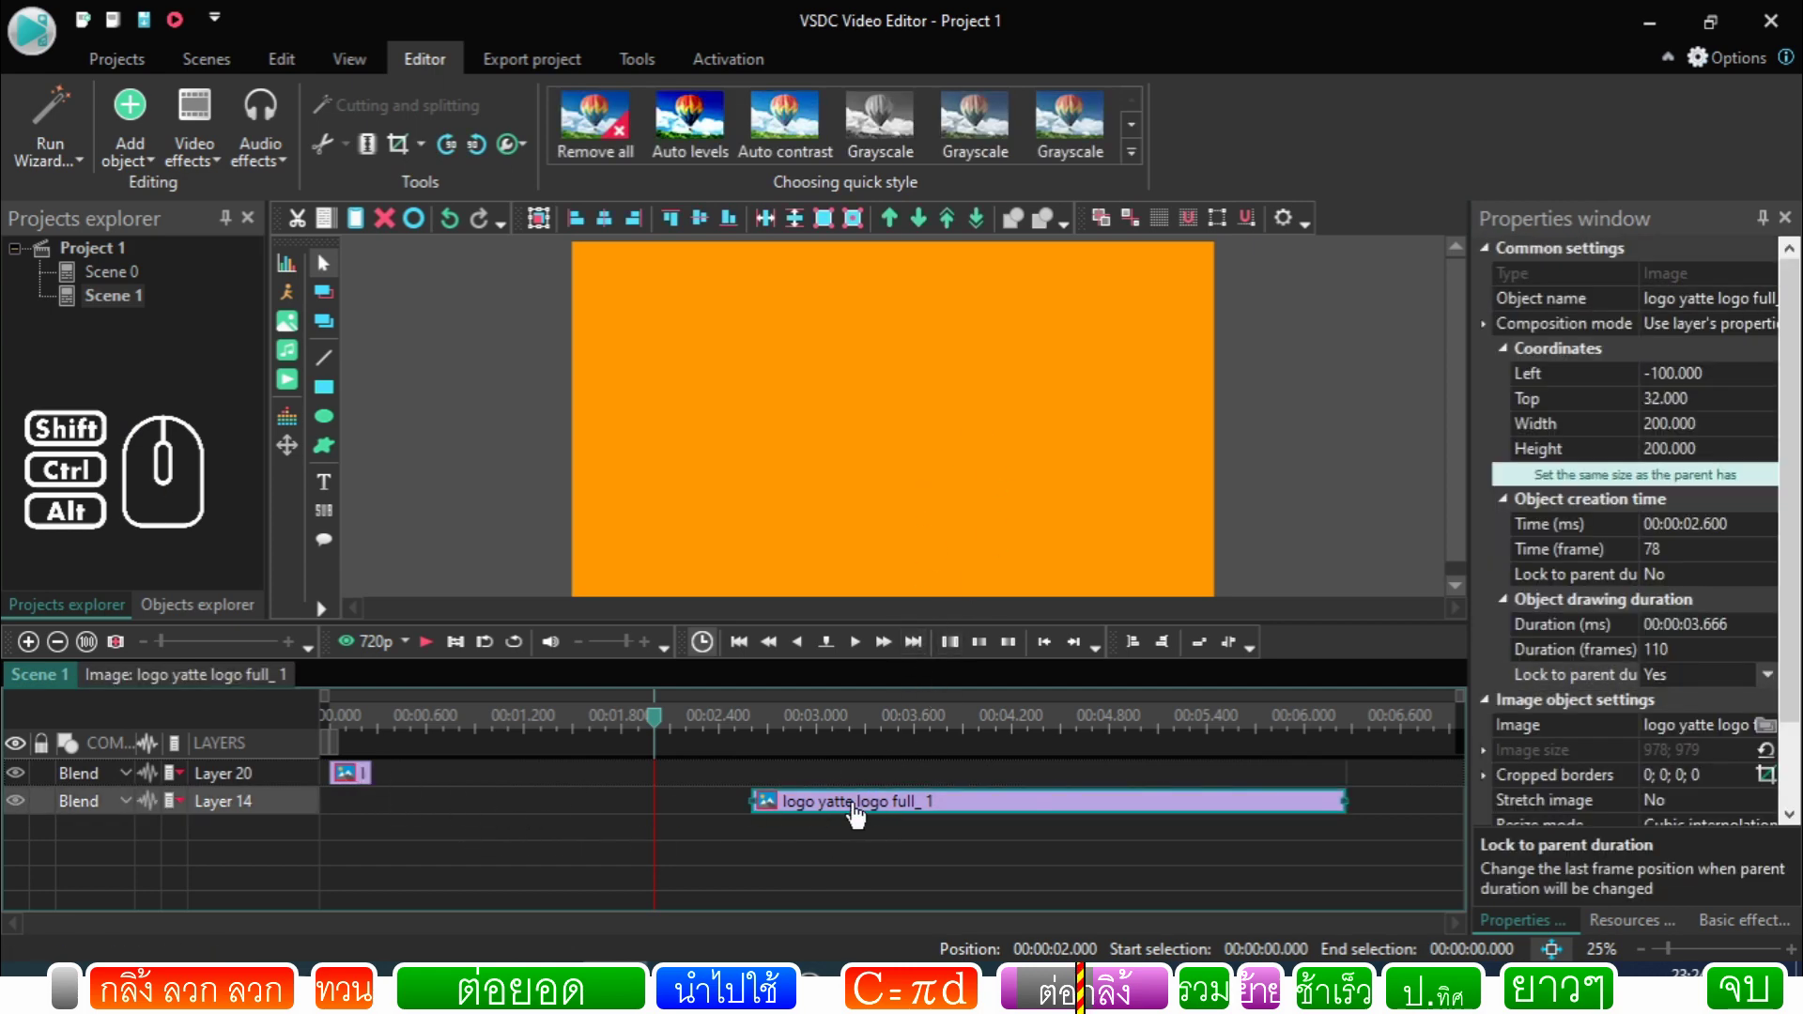
left_click(862, 816)
right_click(860, 813)
left_click(924, 283)
left_click(1081, 831)
left_click(1113, 782)
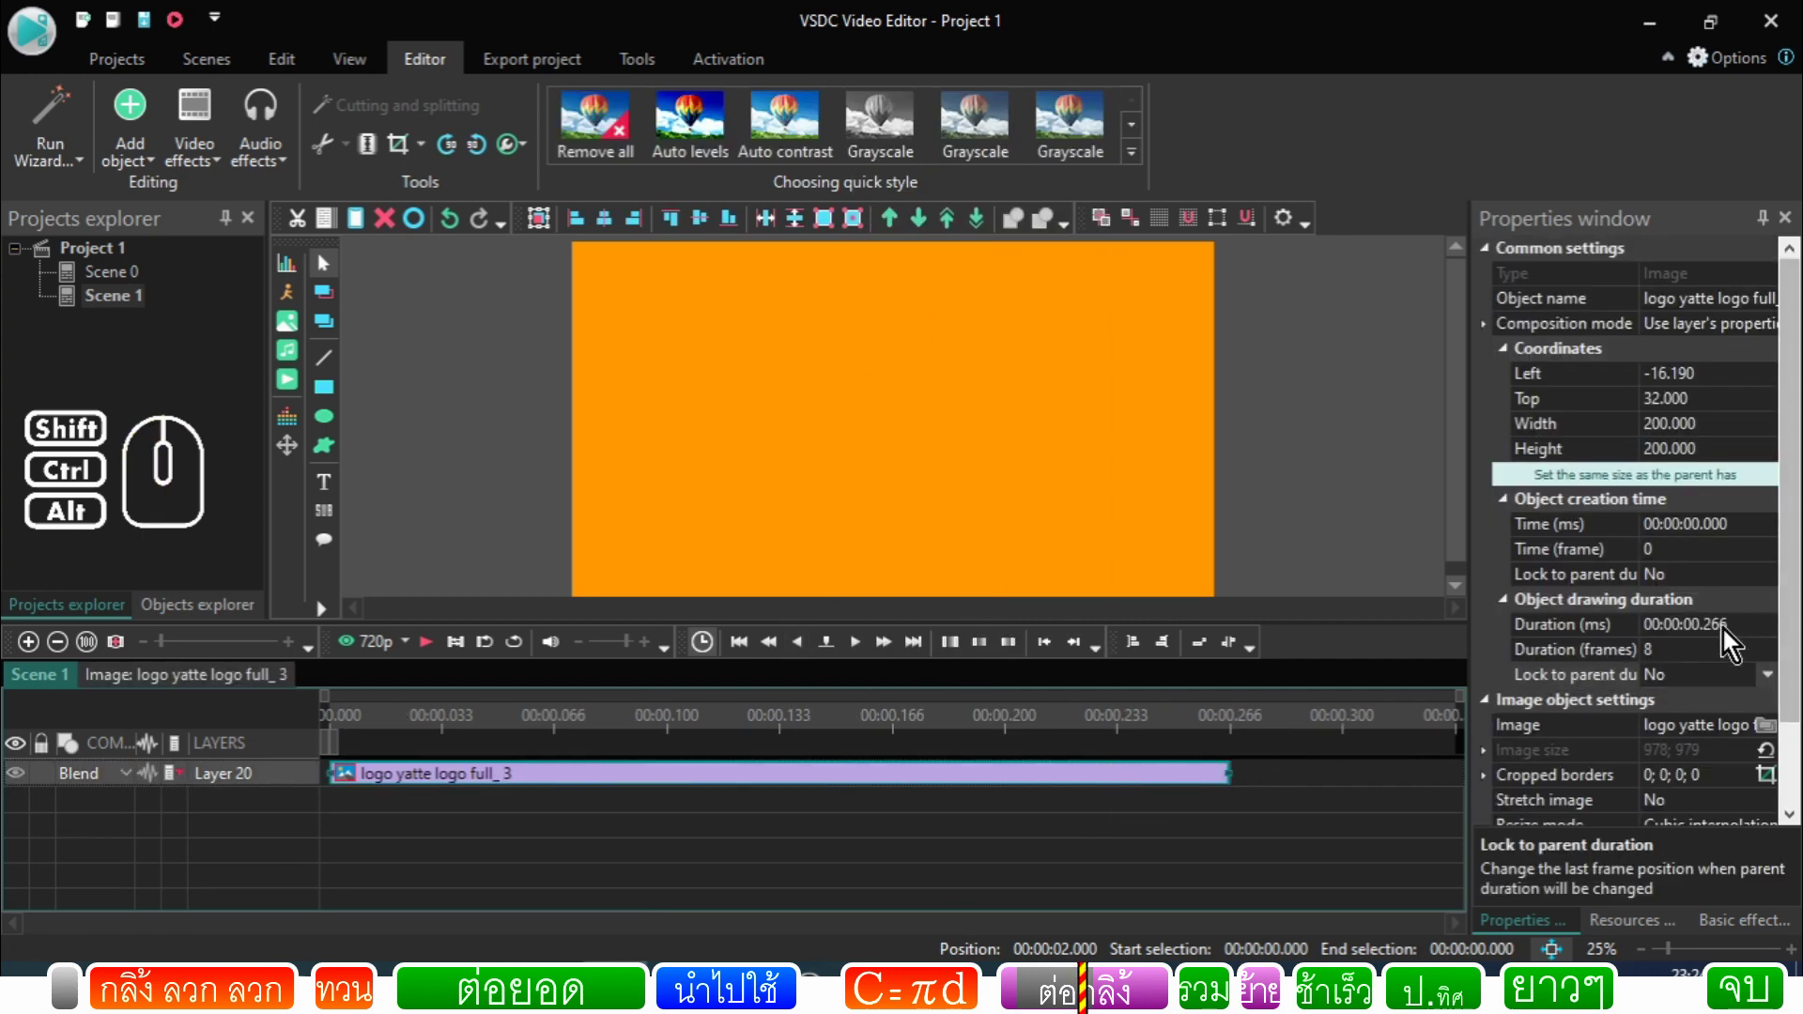
left_click(1702, 638)
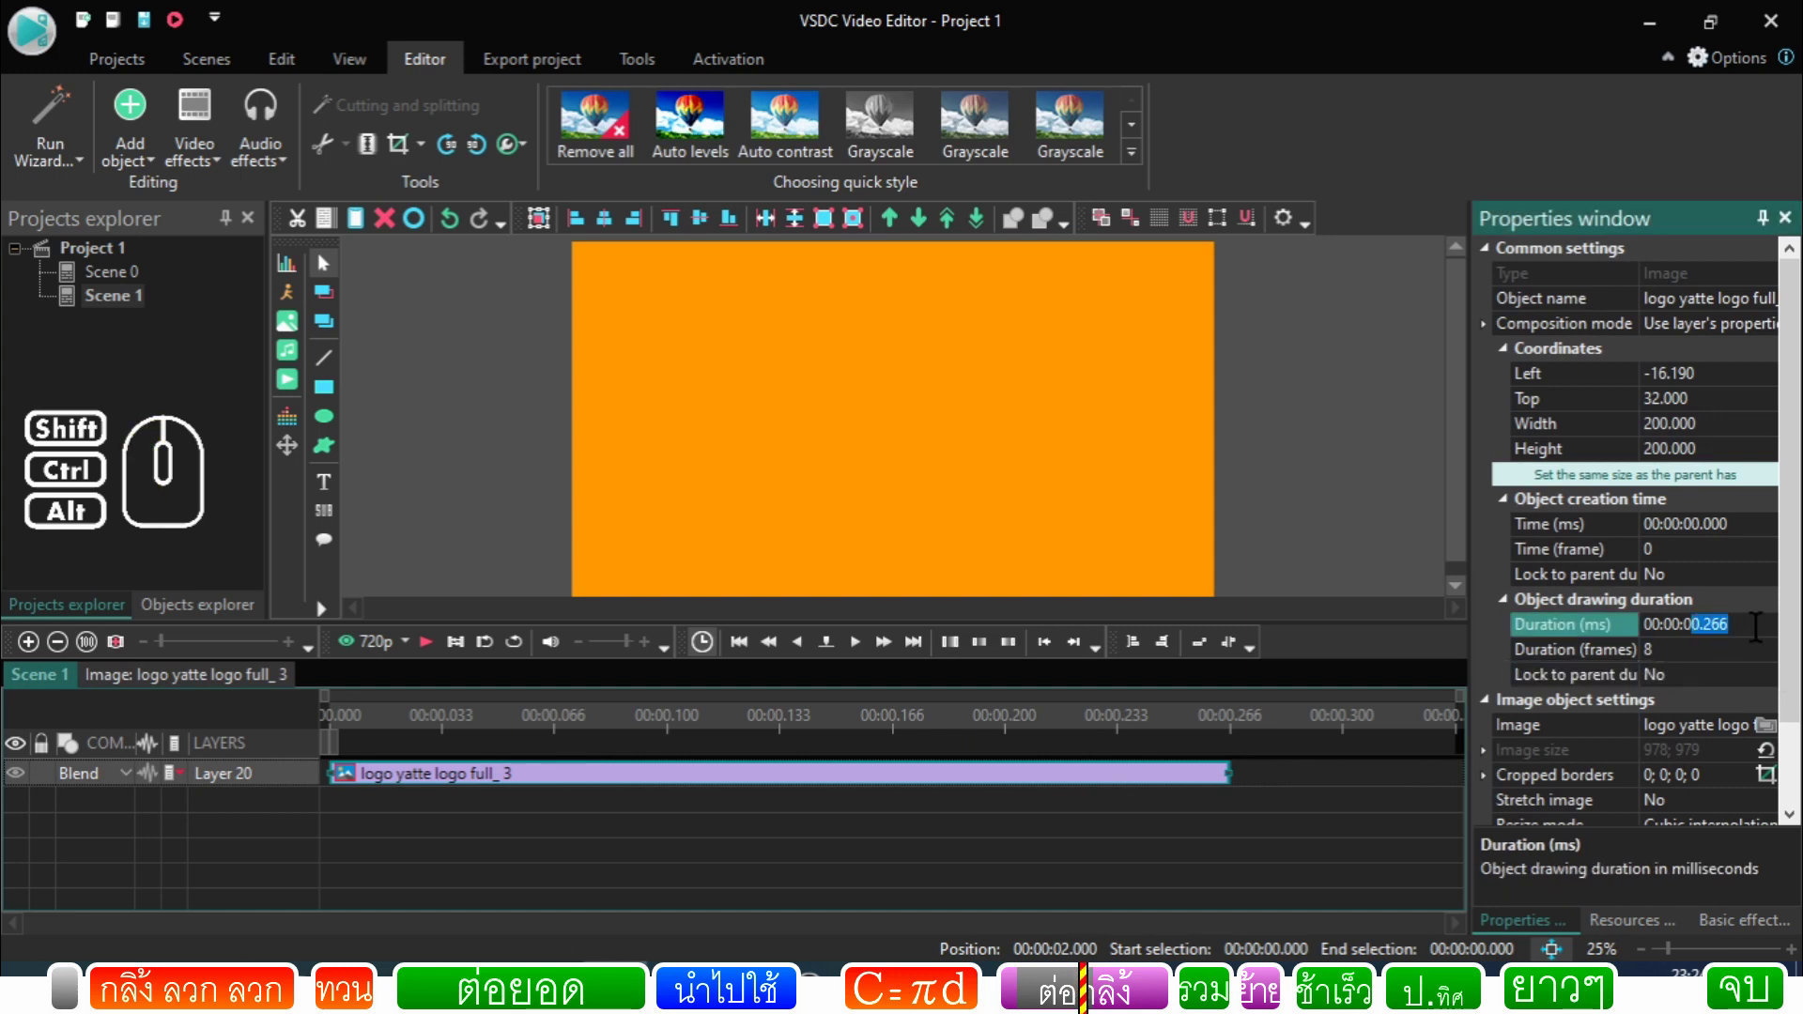
left_click(1144, 822)
left_click(1177, 784)
double_click(1078, 786)
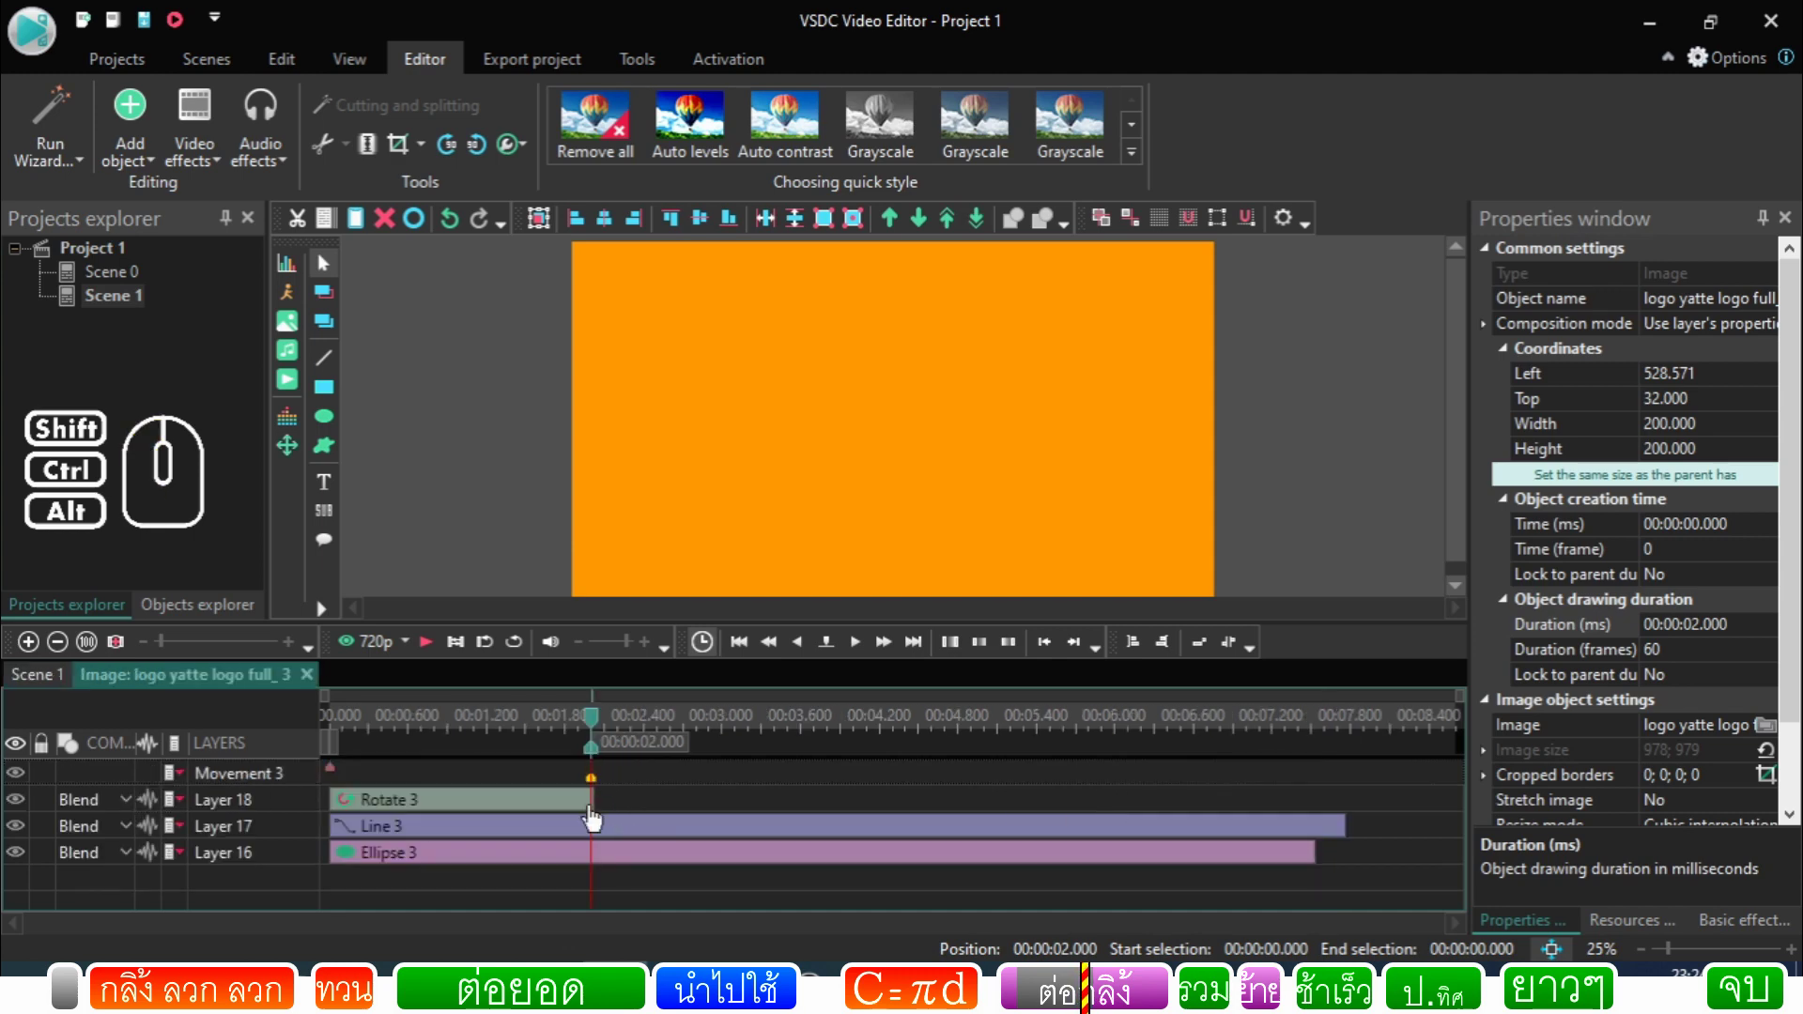
Step: Check the 2.033-second Rotate 3 layer, then go back to the Scene 1 timeline
left_click(582, 809)
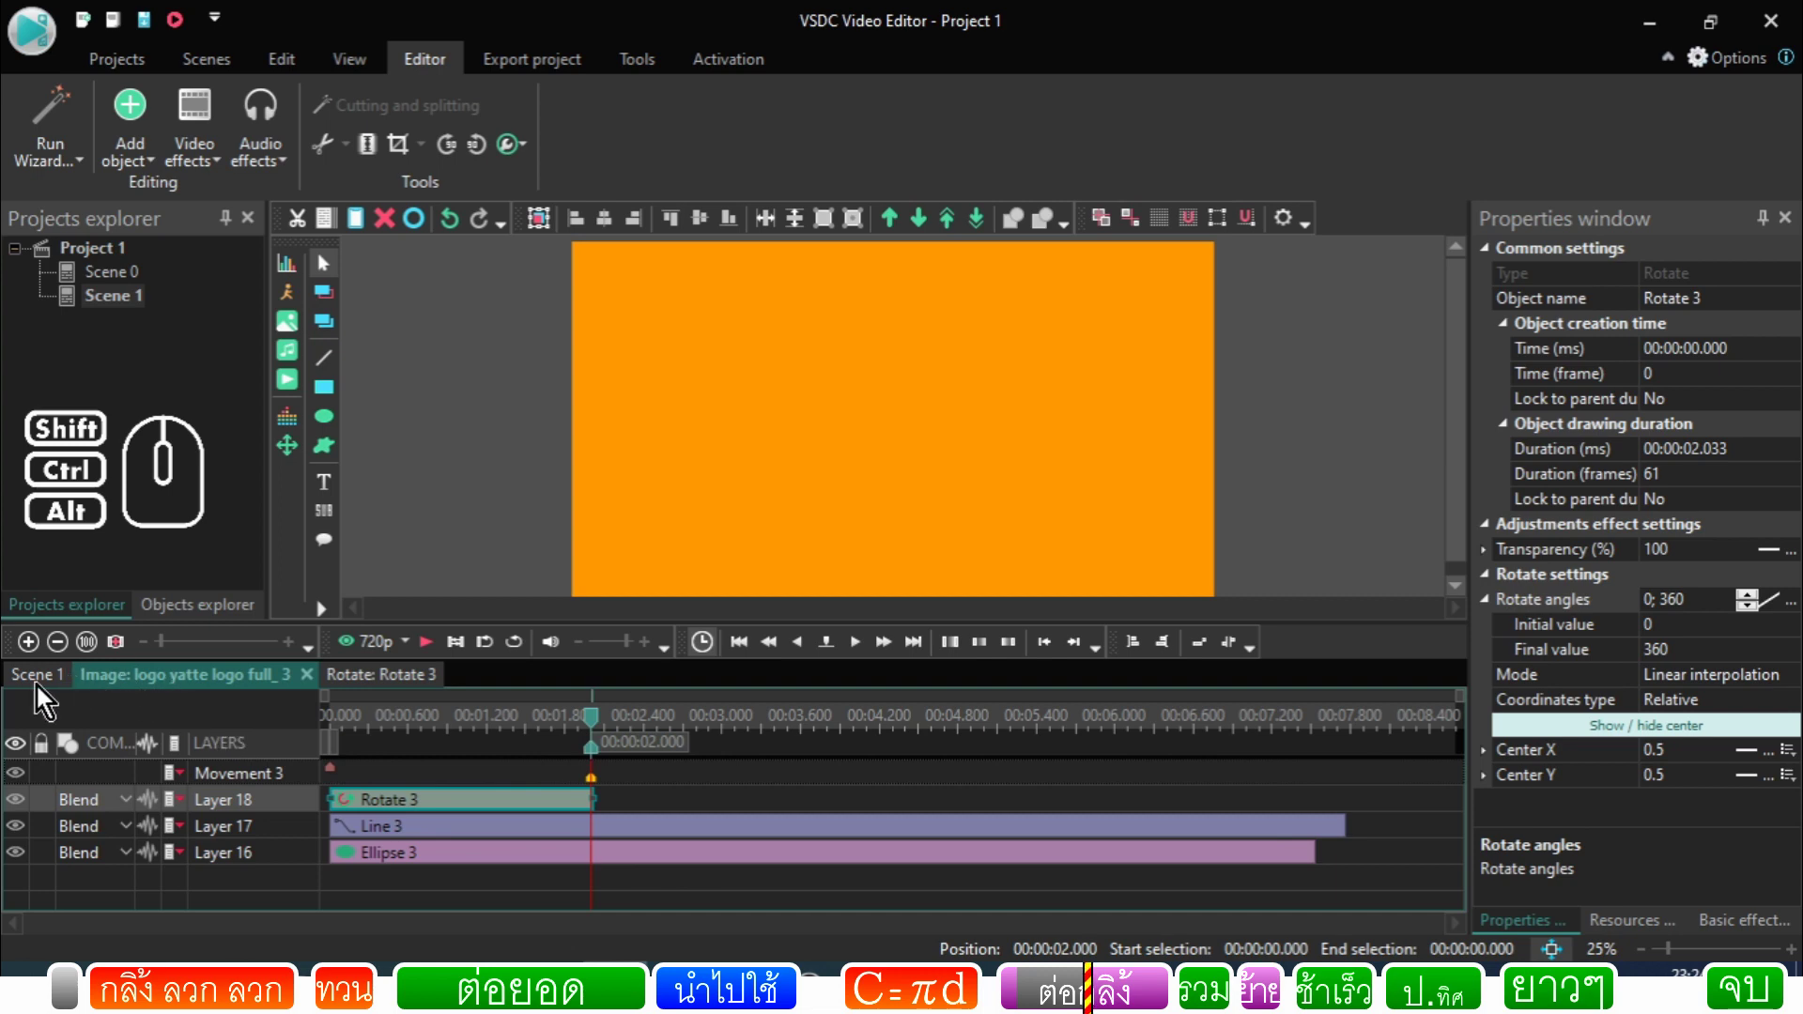
left_click(46, 695)
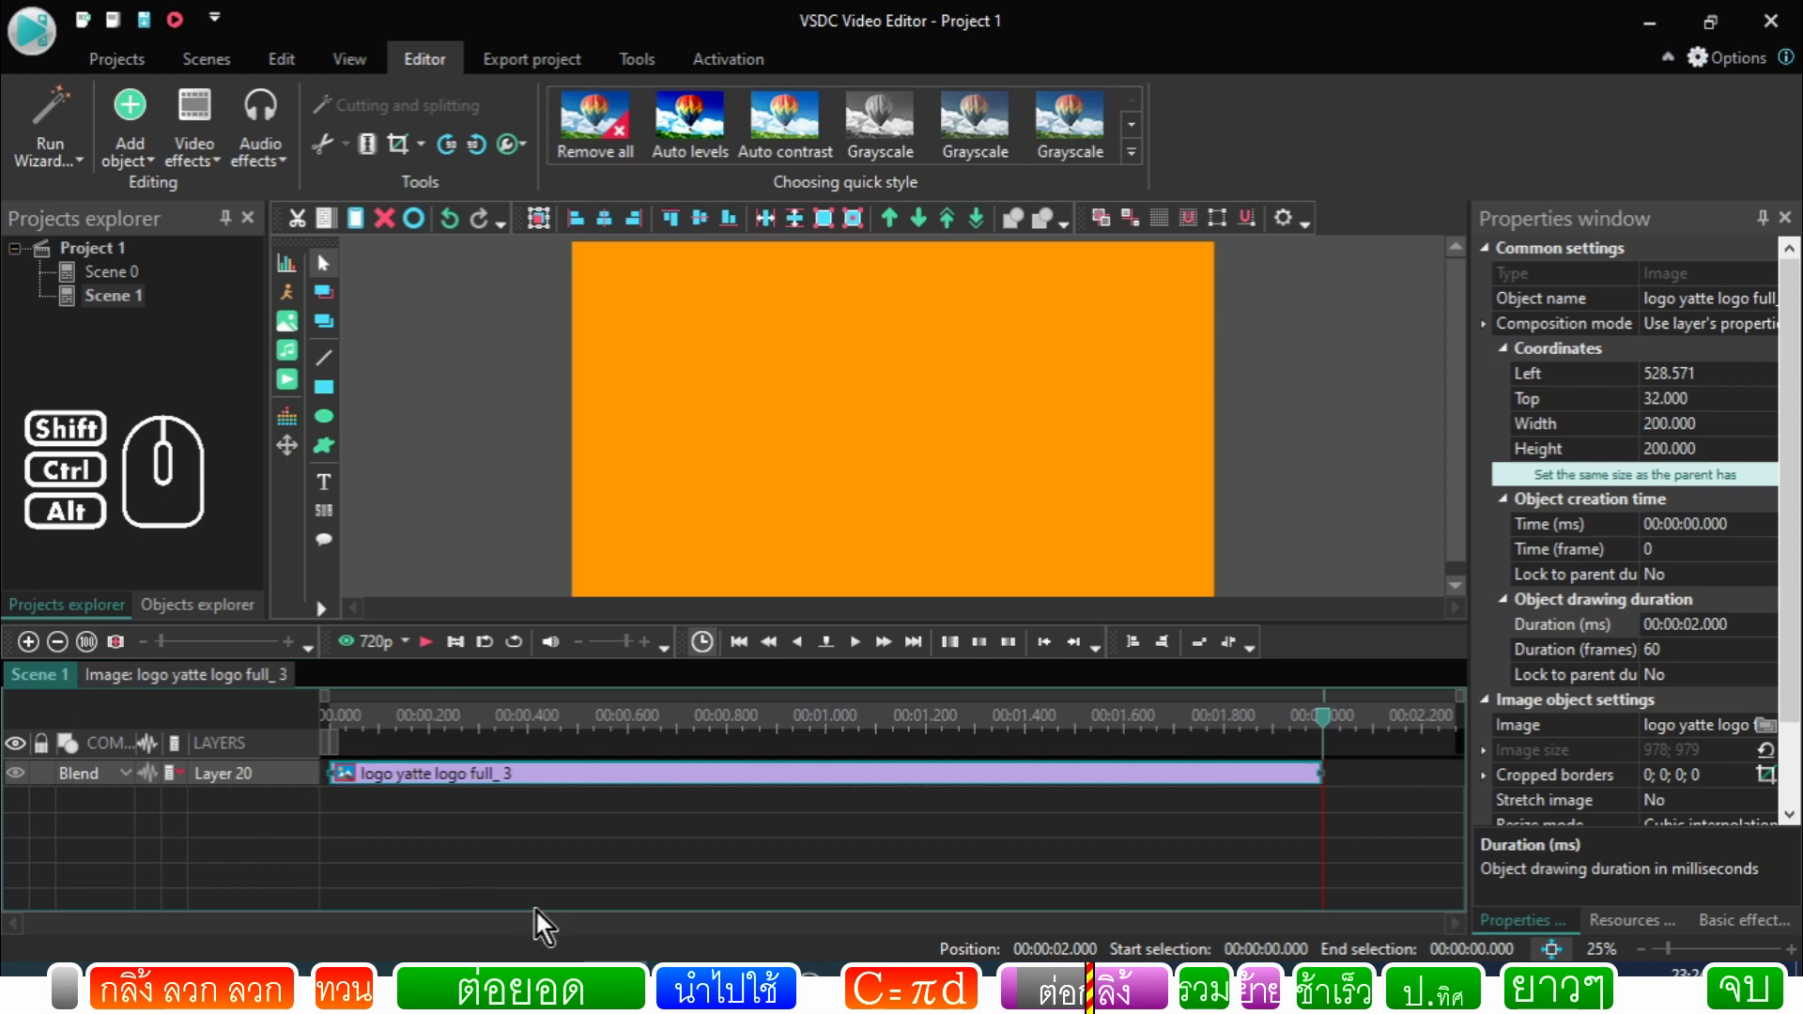
Step: Select and inspect the logo yatte logo full_3 clip on the timeline
left_click(809, 854)
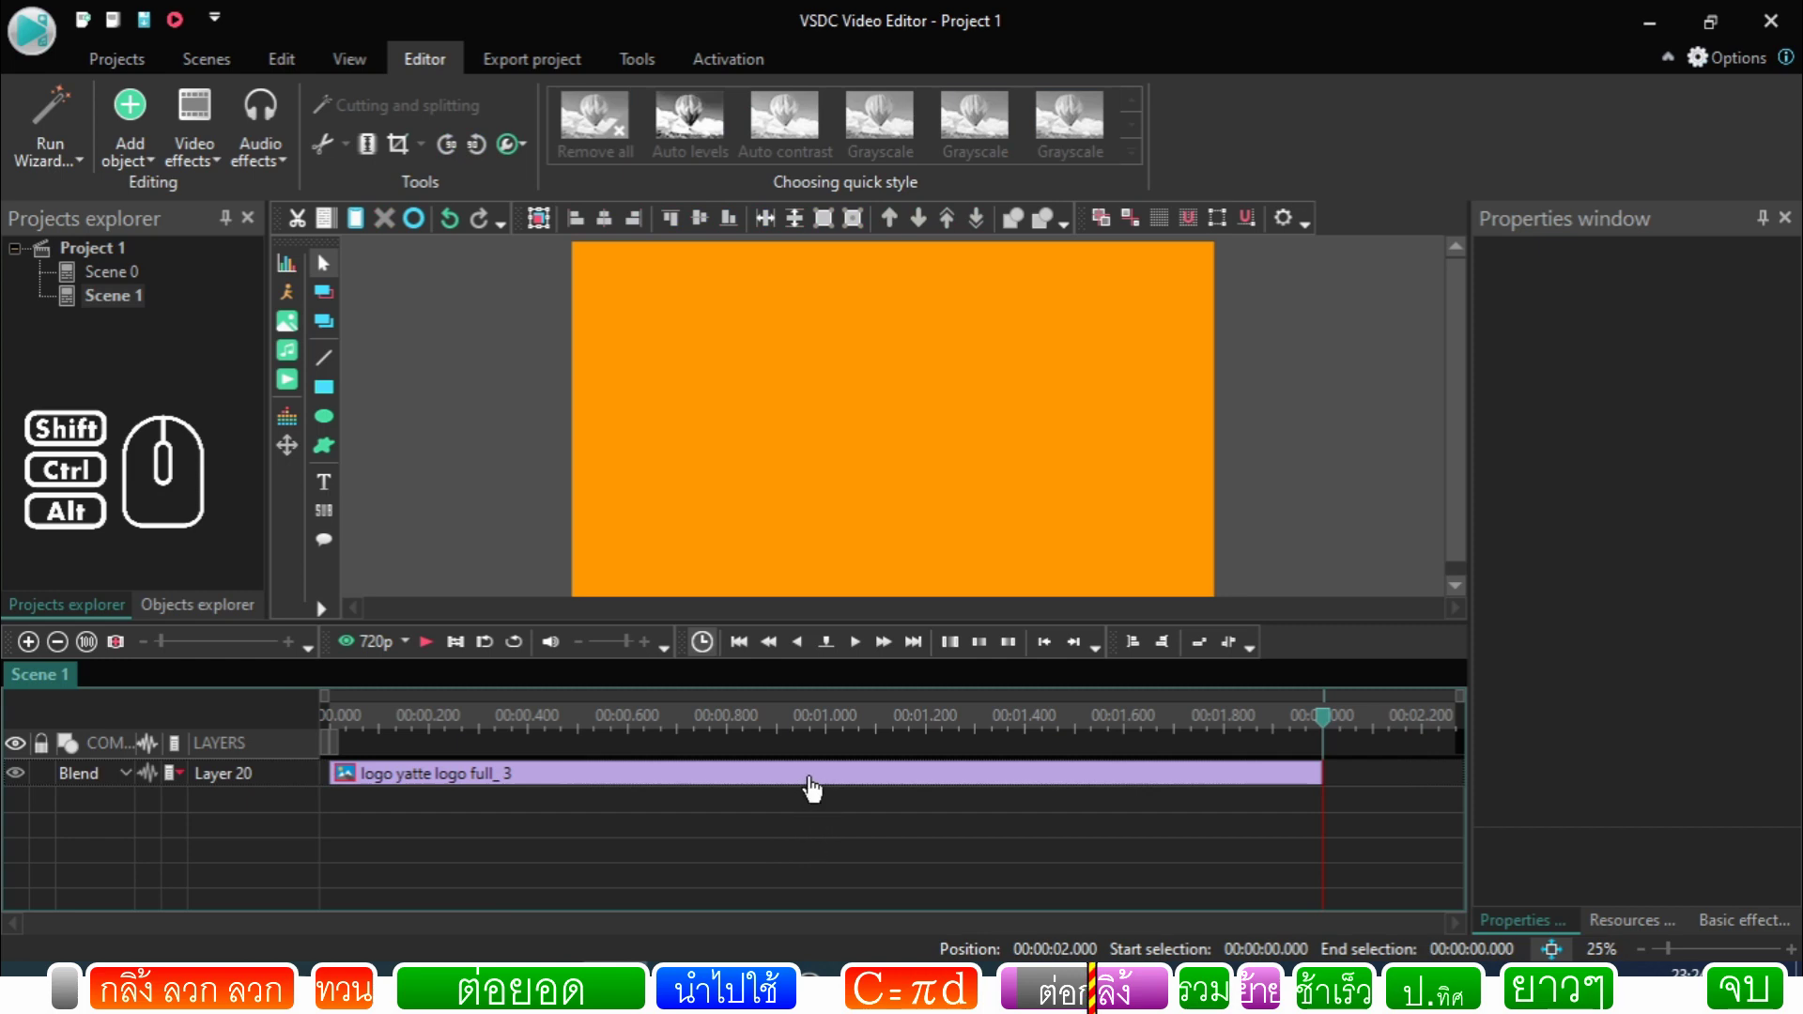
left_click(817, 787)
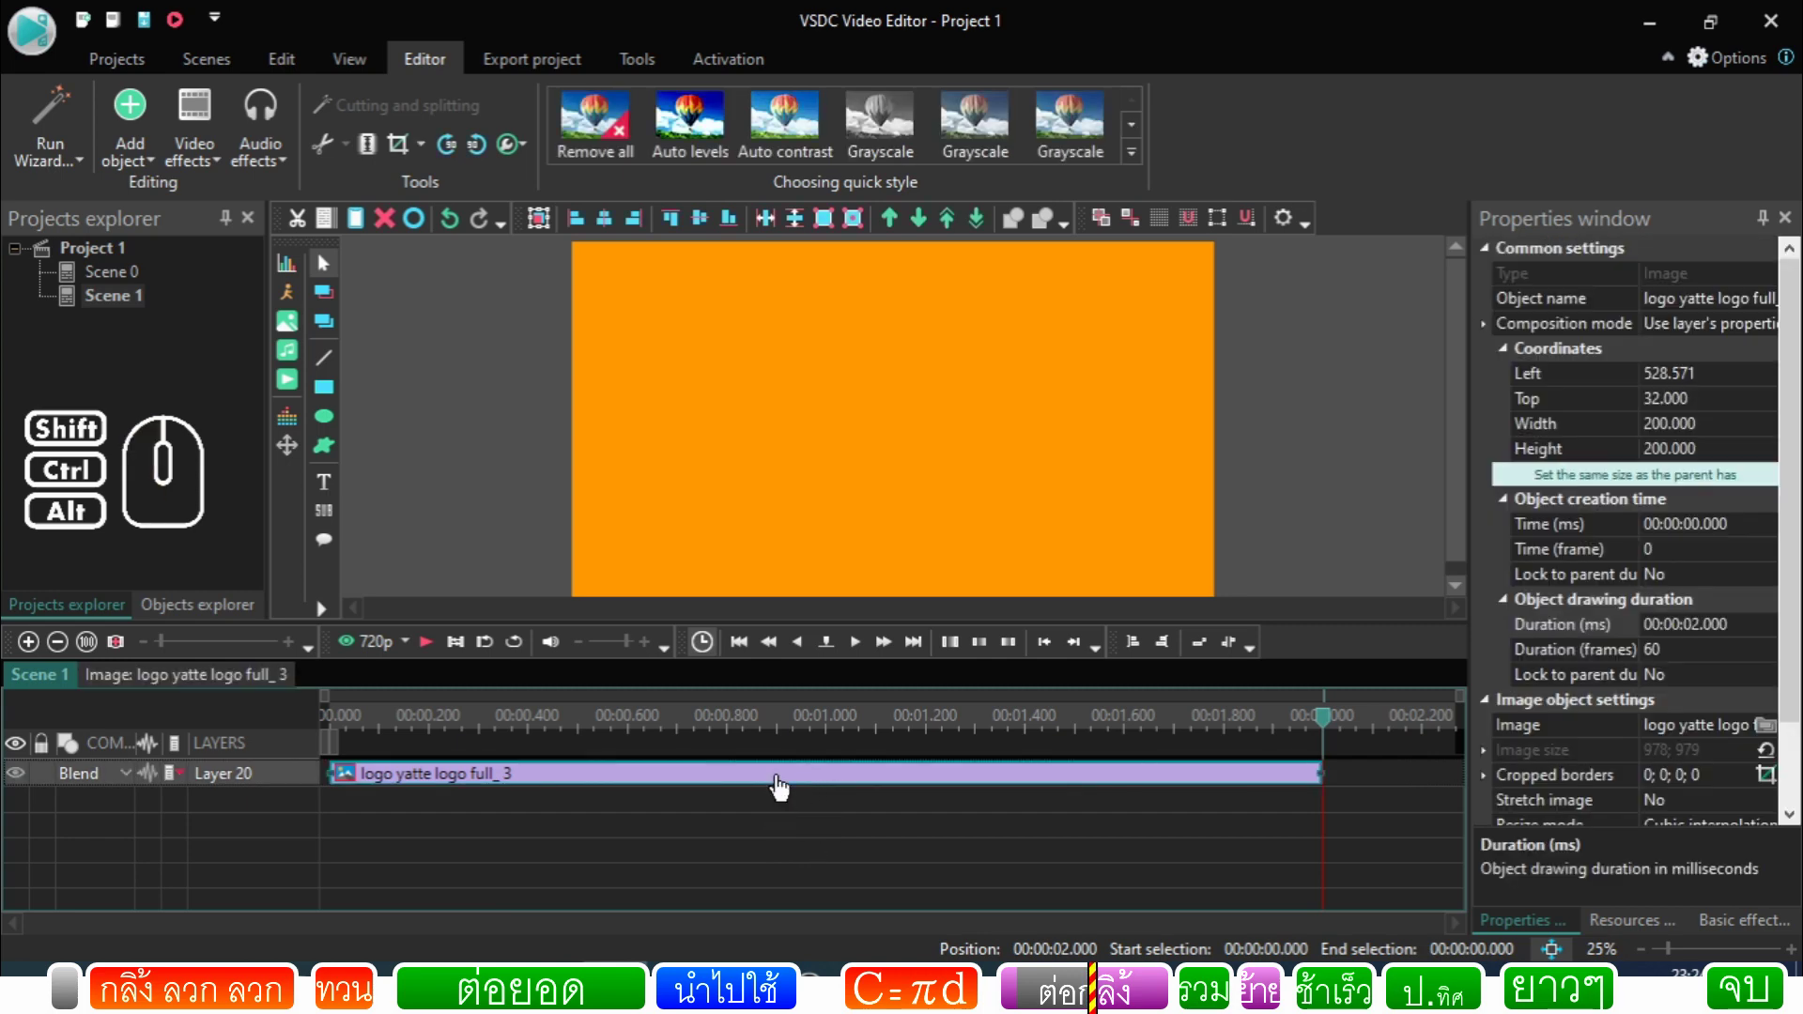
left_click(784, 787)
left_click(854, 822)
left_click(859, 789)
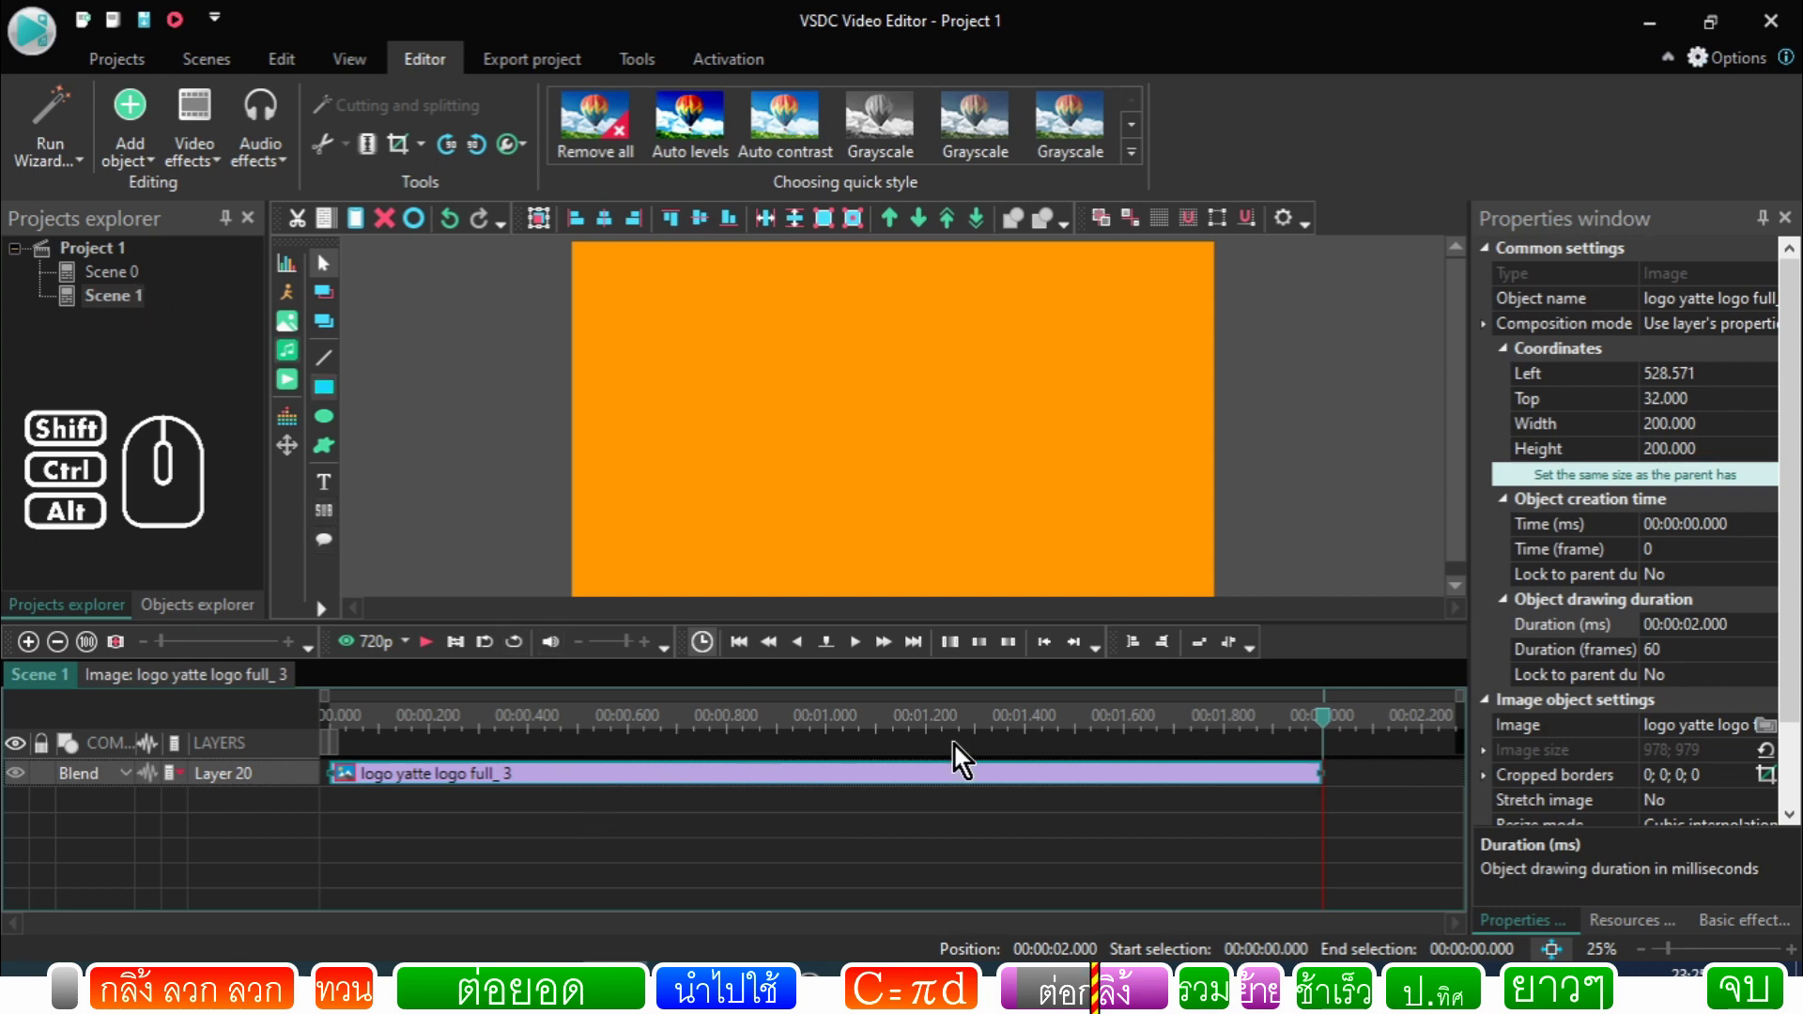
left_click(821, 816)
left_click(830, 792)
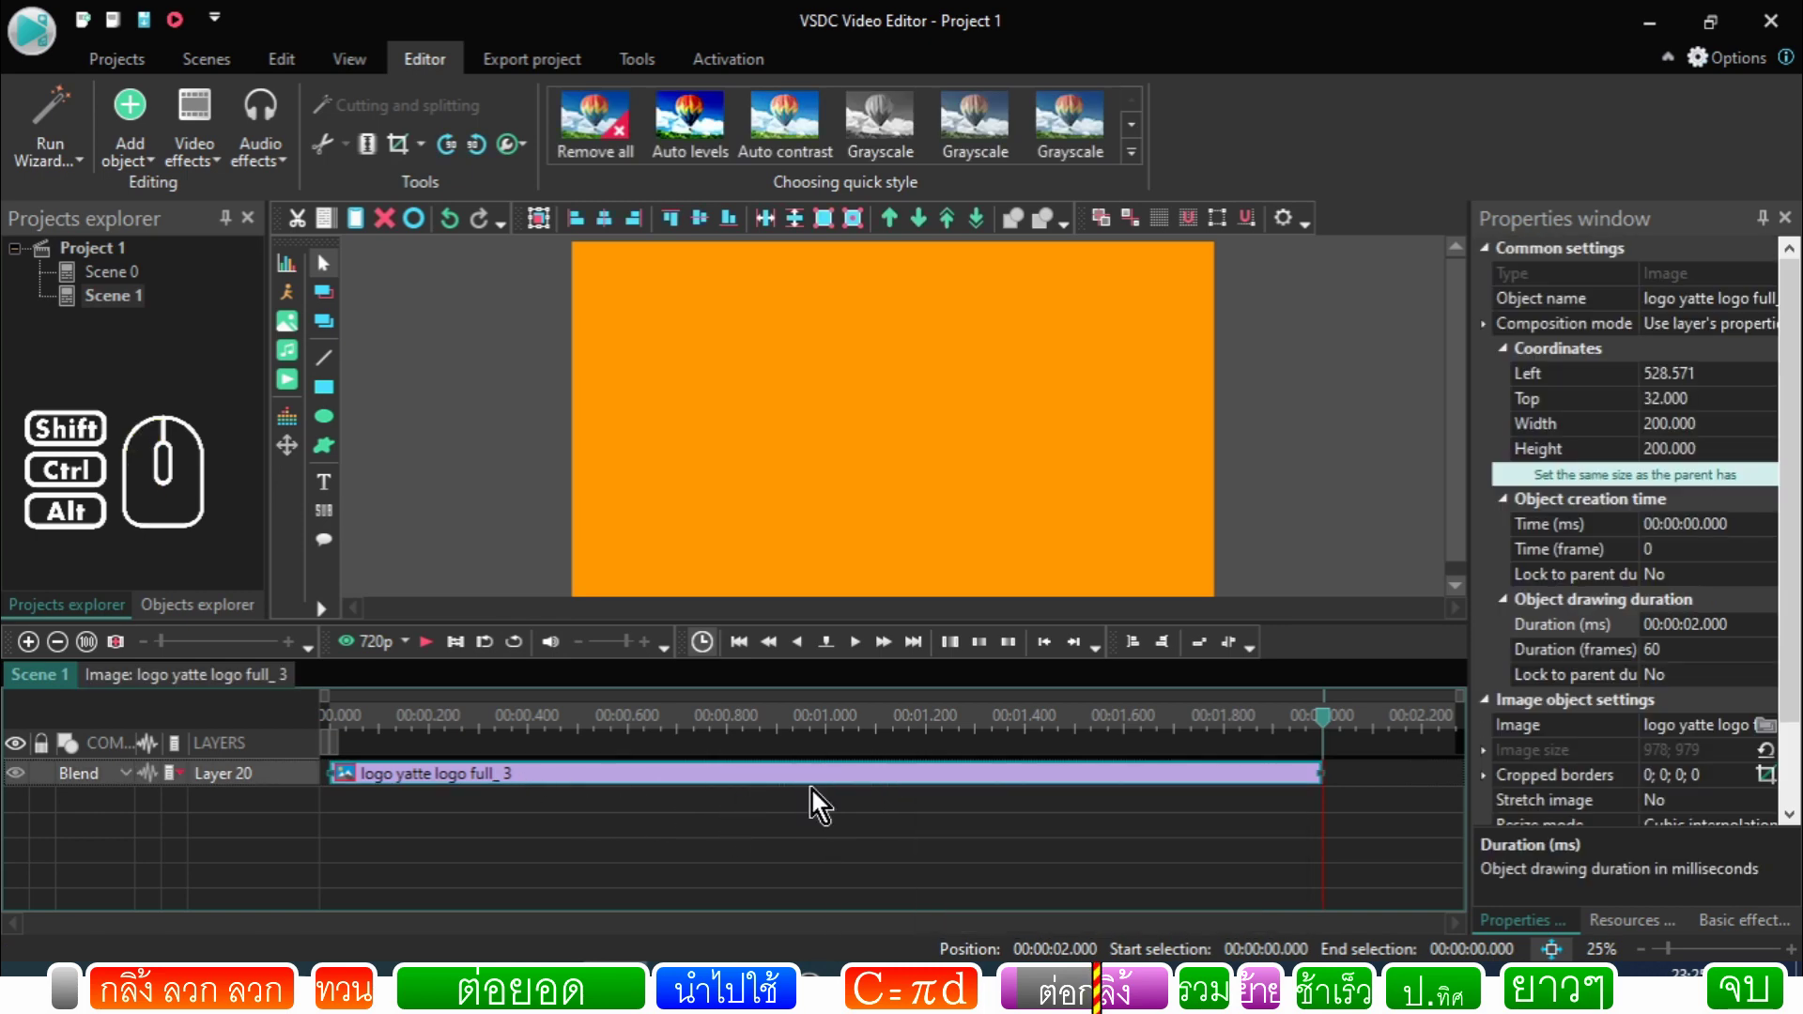
left_click(823, 809)
left_click(850, 792)
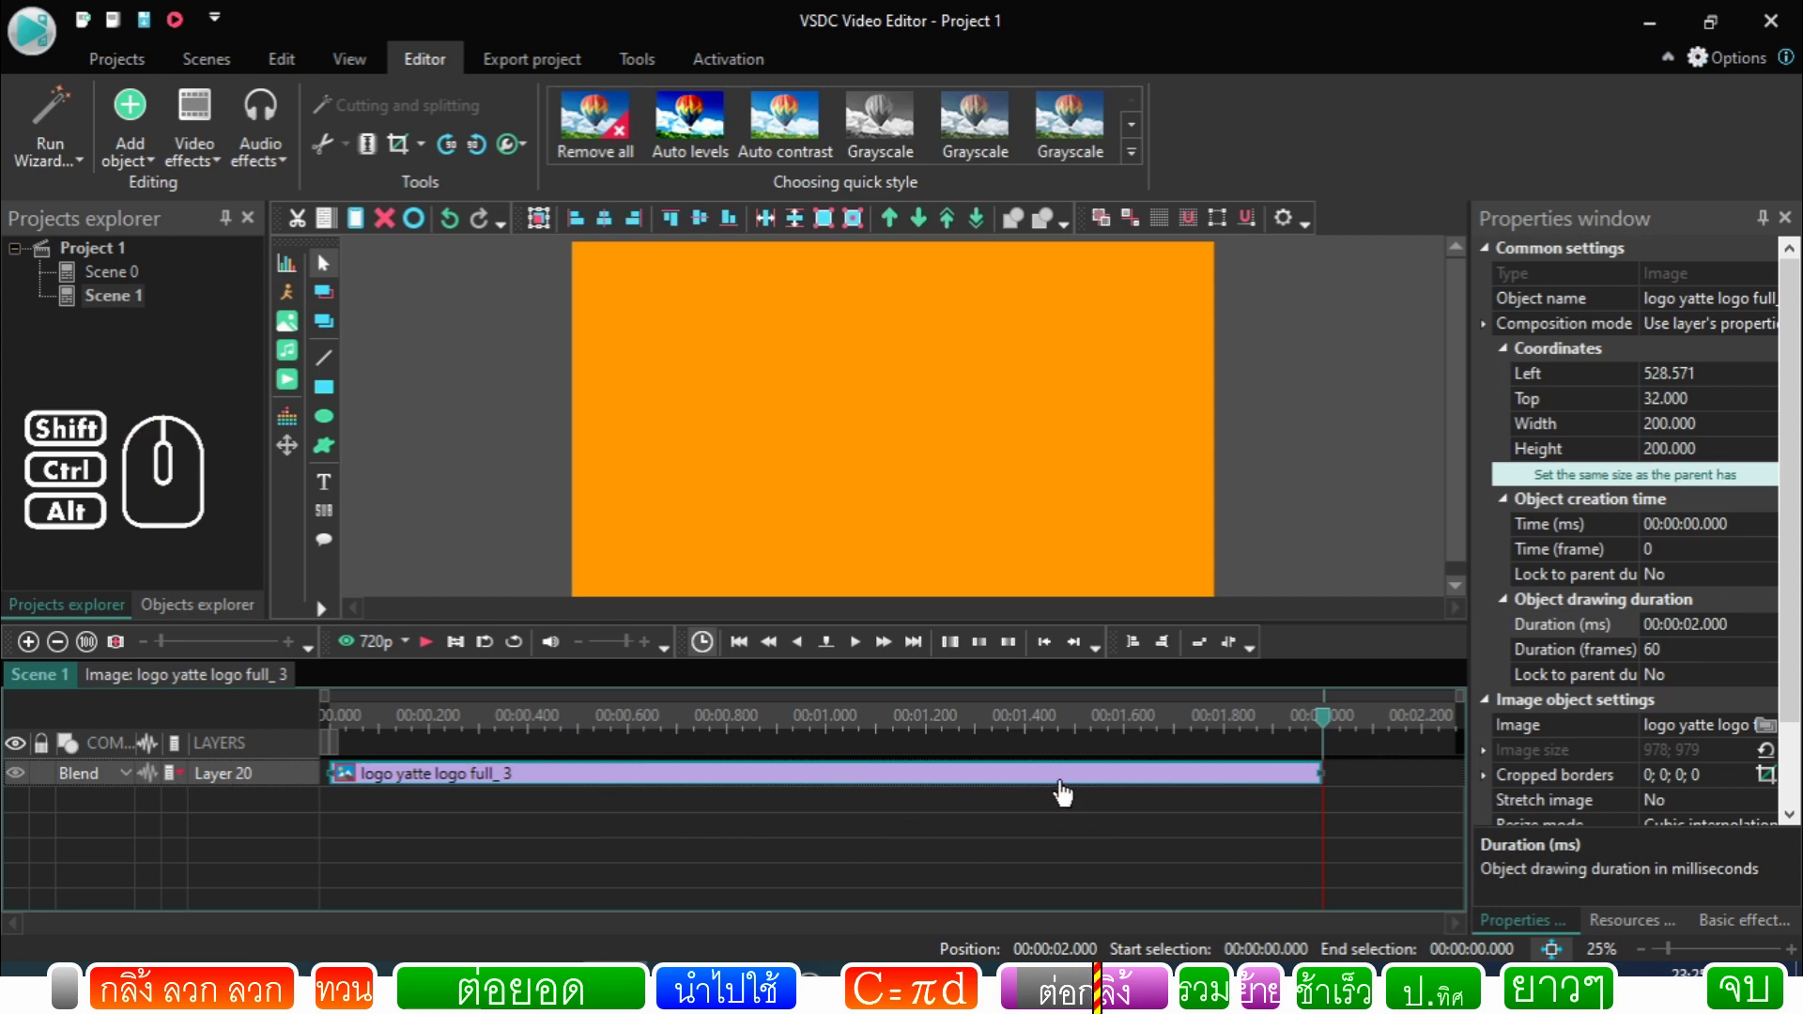
left_click(991, 808)
left_click(990, 784)
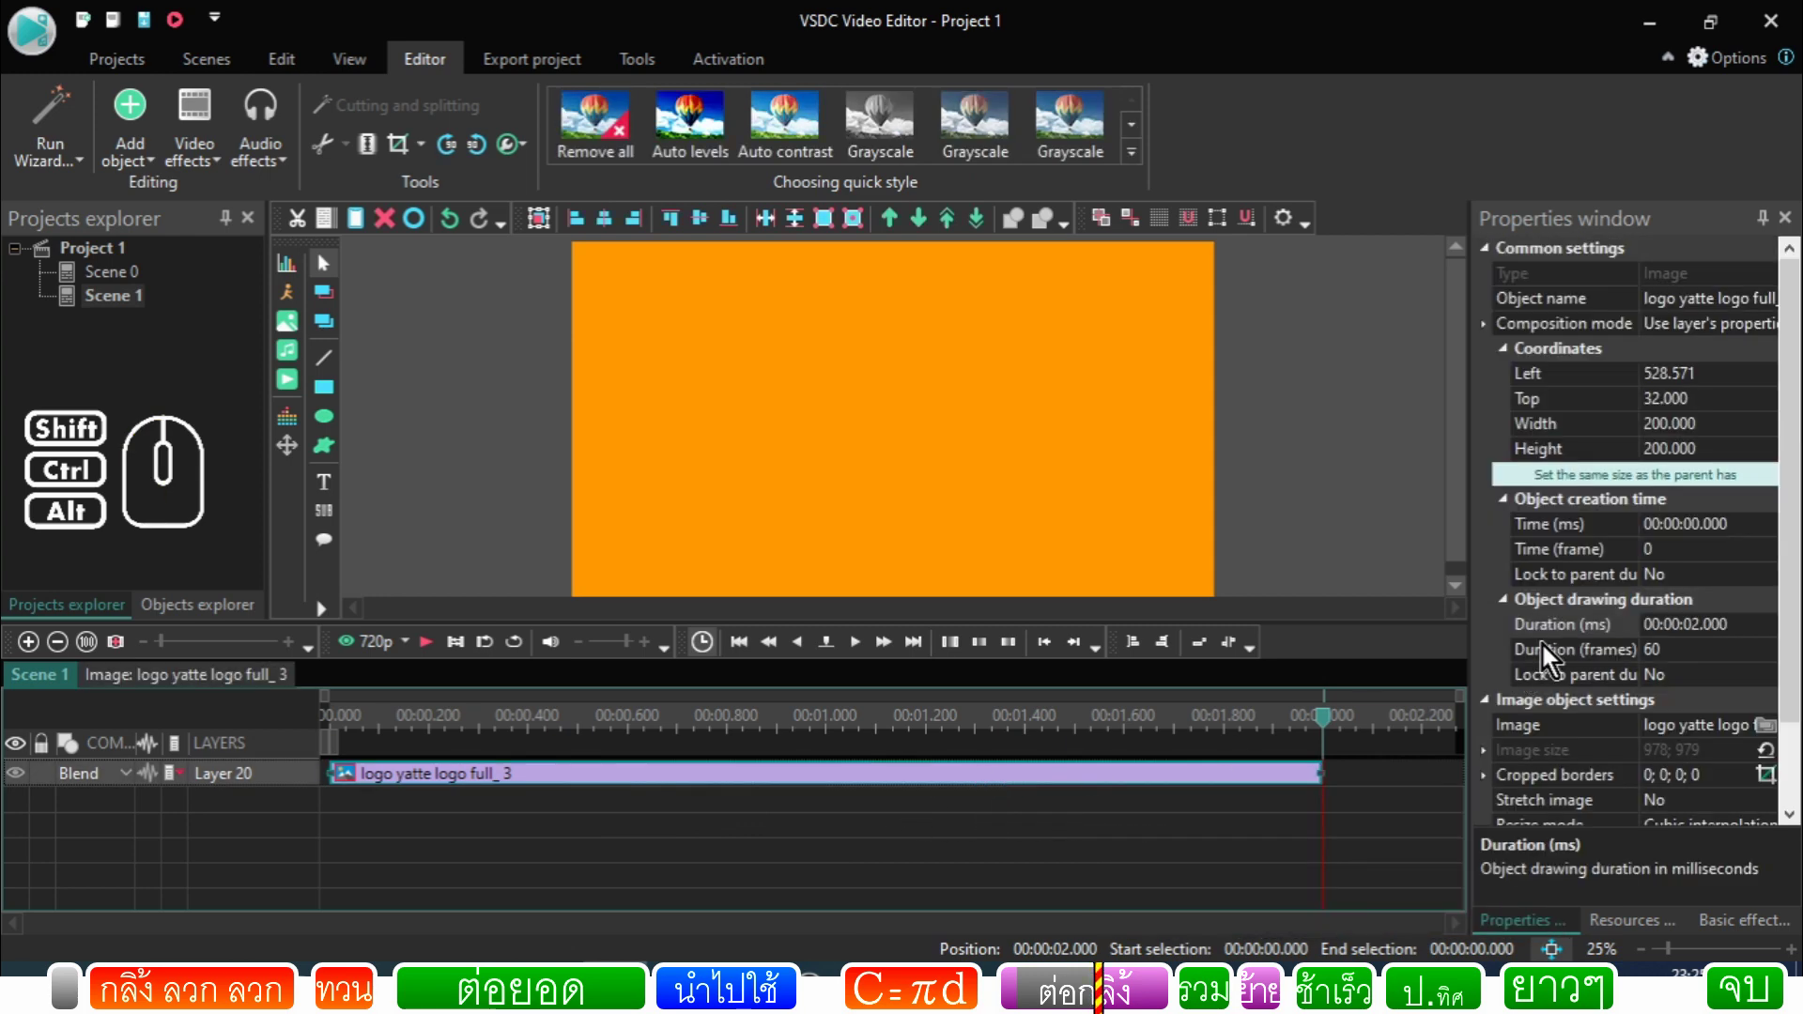
Step: Duplicate full_3 with Duplicate object, creating logo yatte logo full_4 on a new layer
left_click(618, 839)
left_click(626, 816)
left_click(635, 778)
left_click(546, 822)
left_click(555, 788)
left_click(326, 231)
left_click(357, 231)
left_click_drag(718, 872, 638, 770)
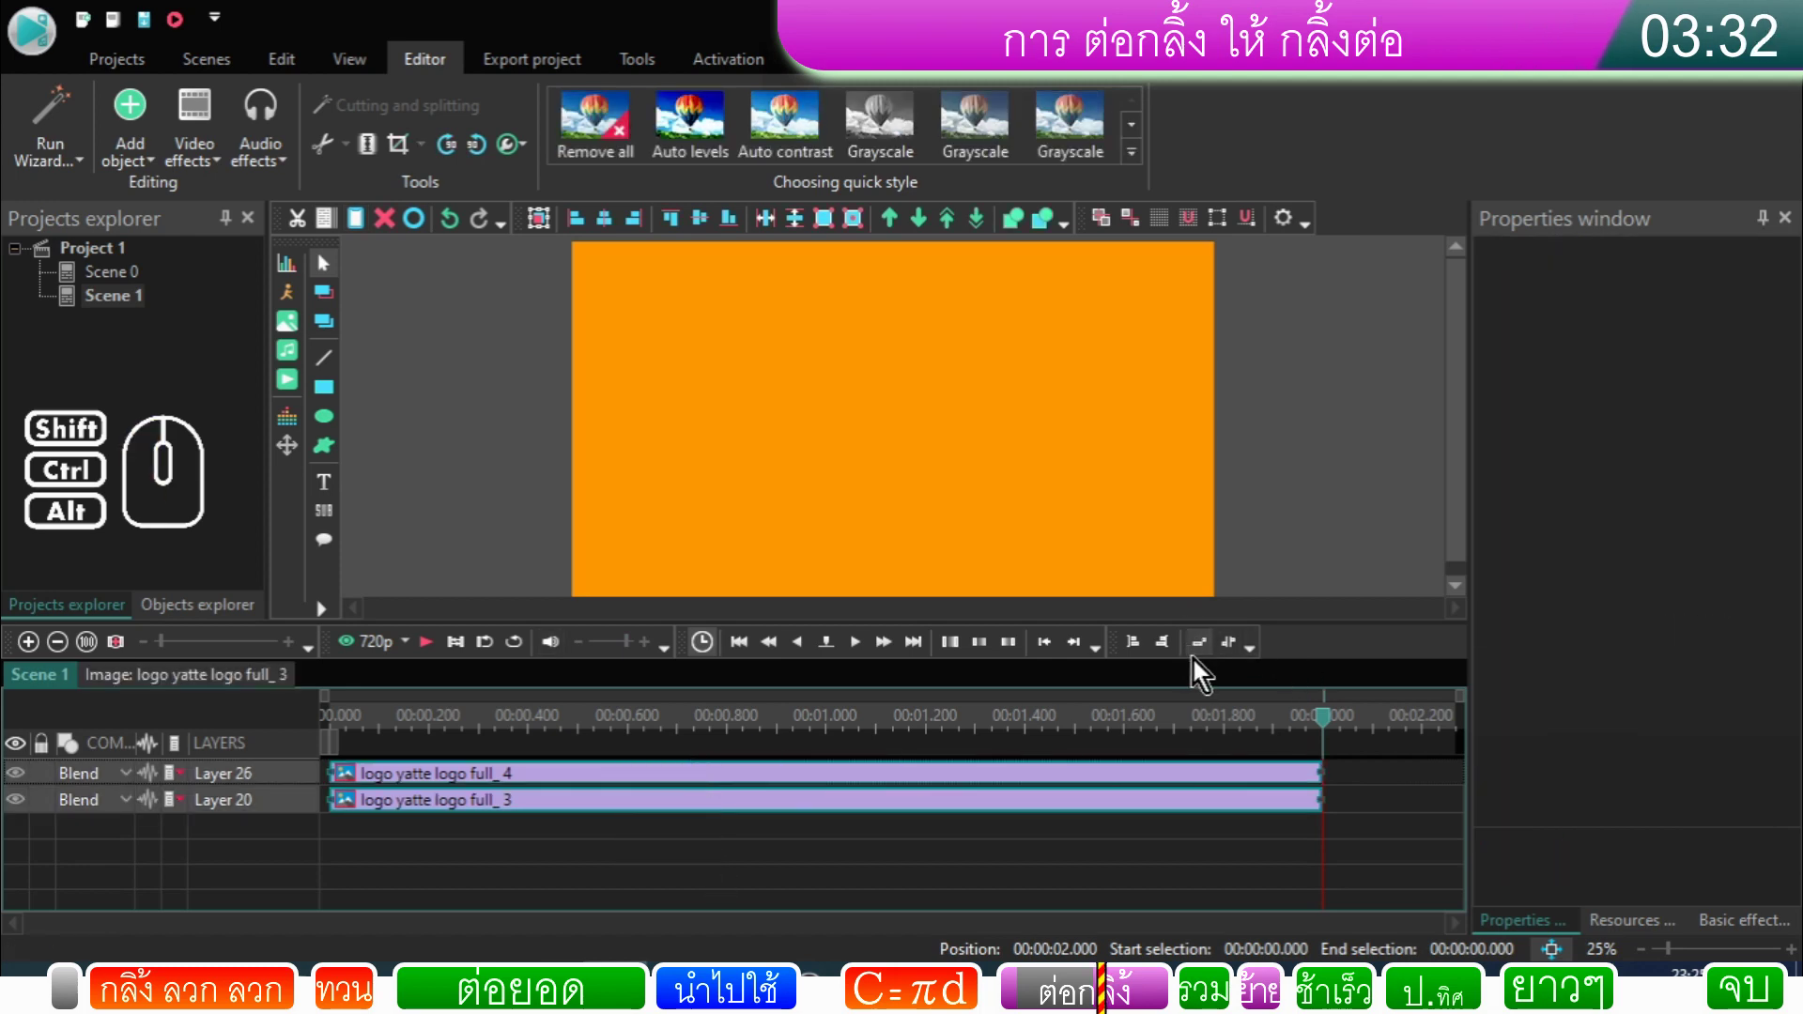
Step: Move full_3 to follow full_4, rewind and preview the rolling logo
left_click(1209, 660)
left_click(750, 861)
left_click(877, 832)
left_click(882, 809)
left_click(882, 809)
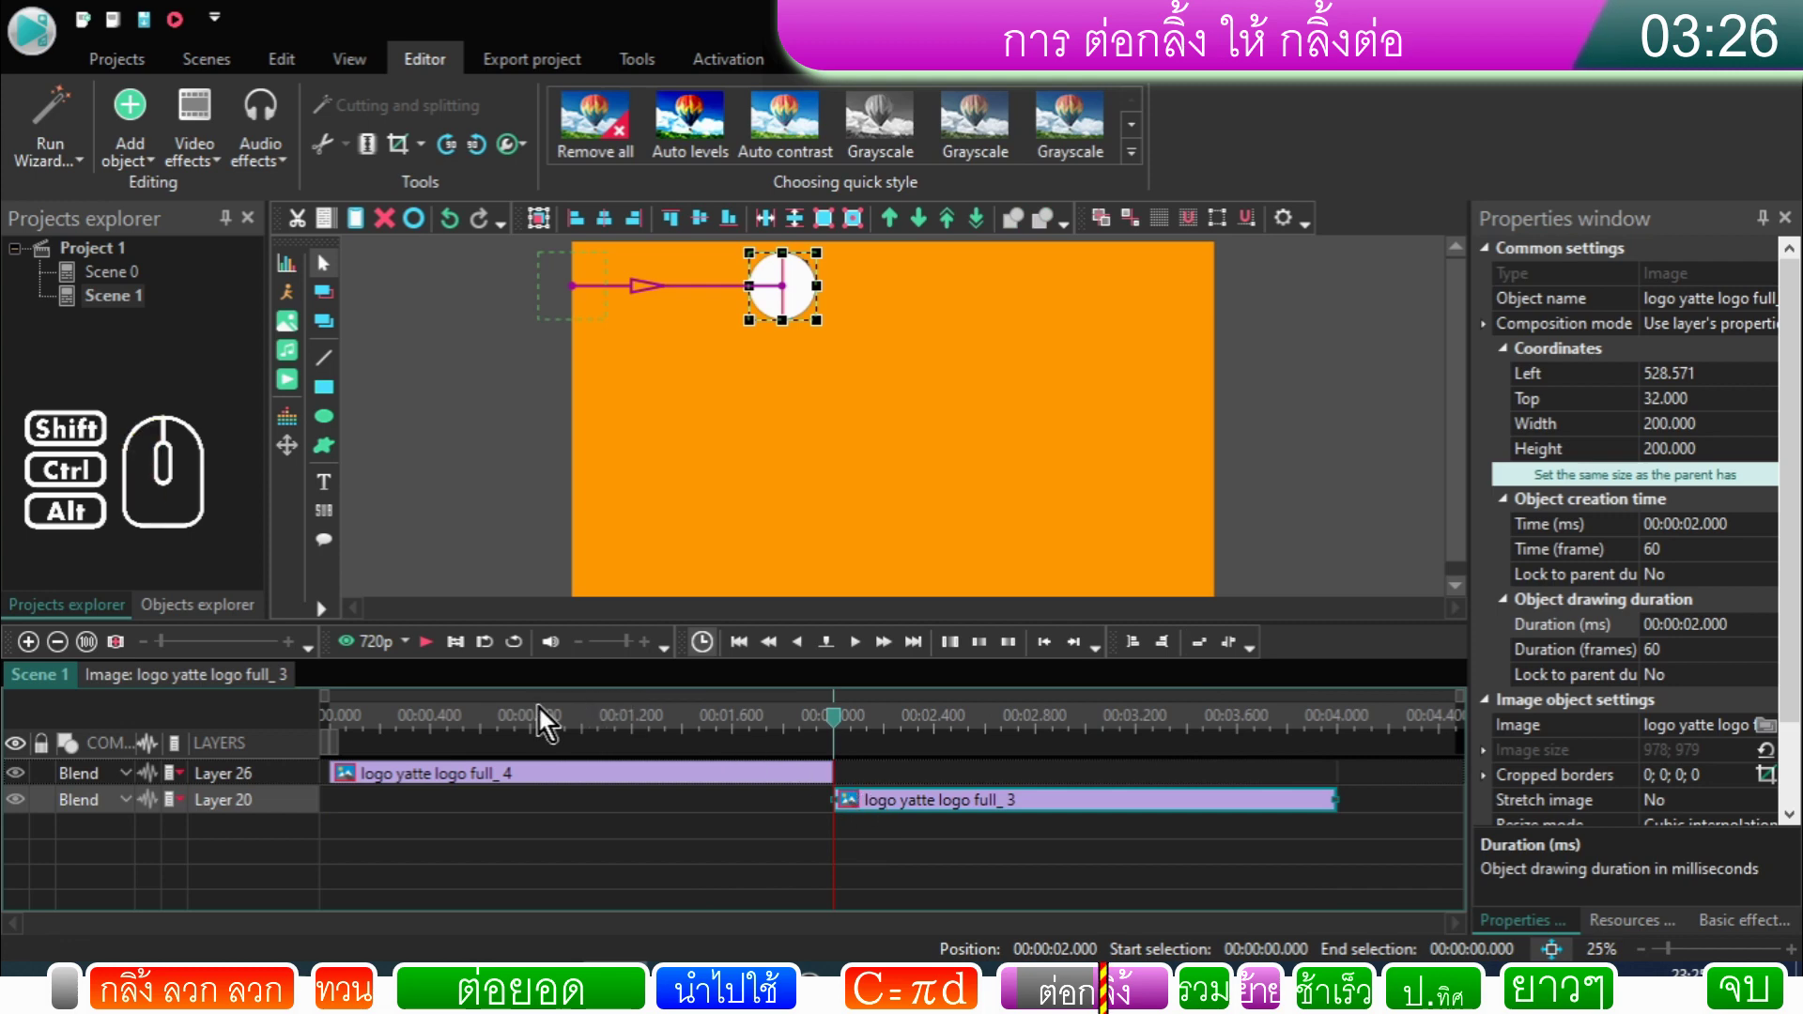
left_click(536, 726)
left_click_drag(536, 726, 350, 732)
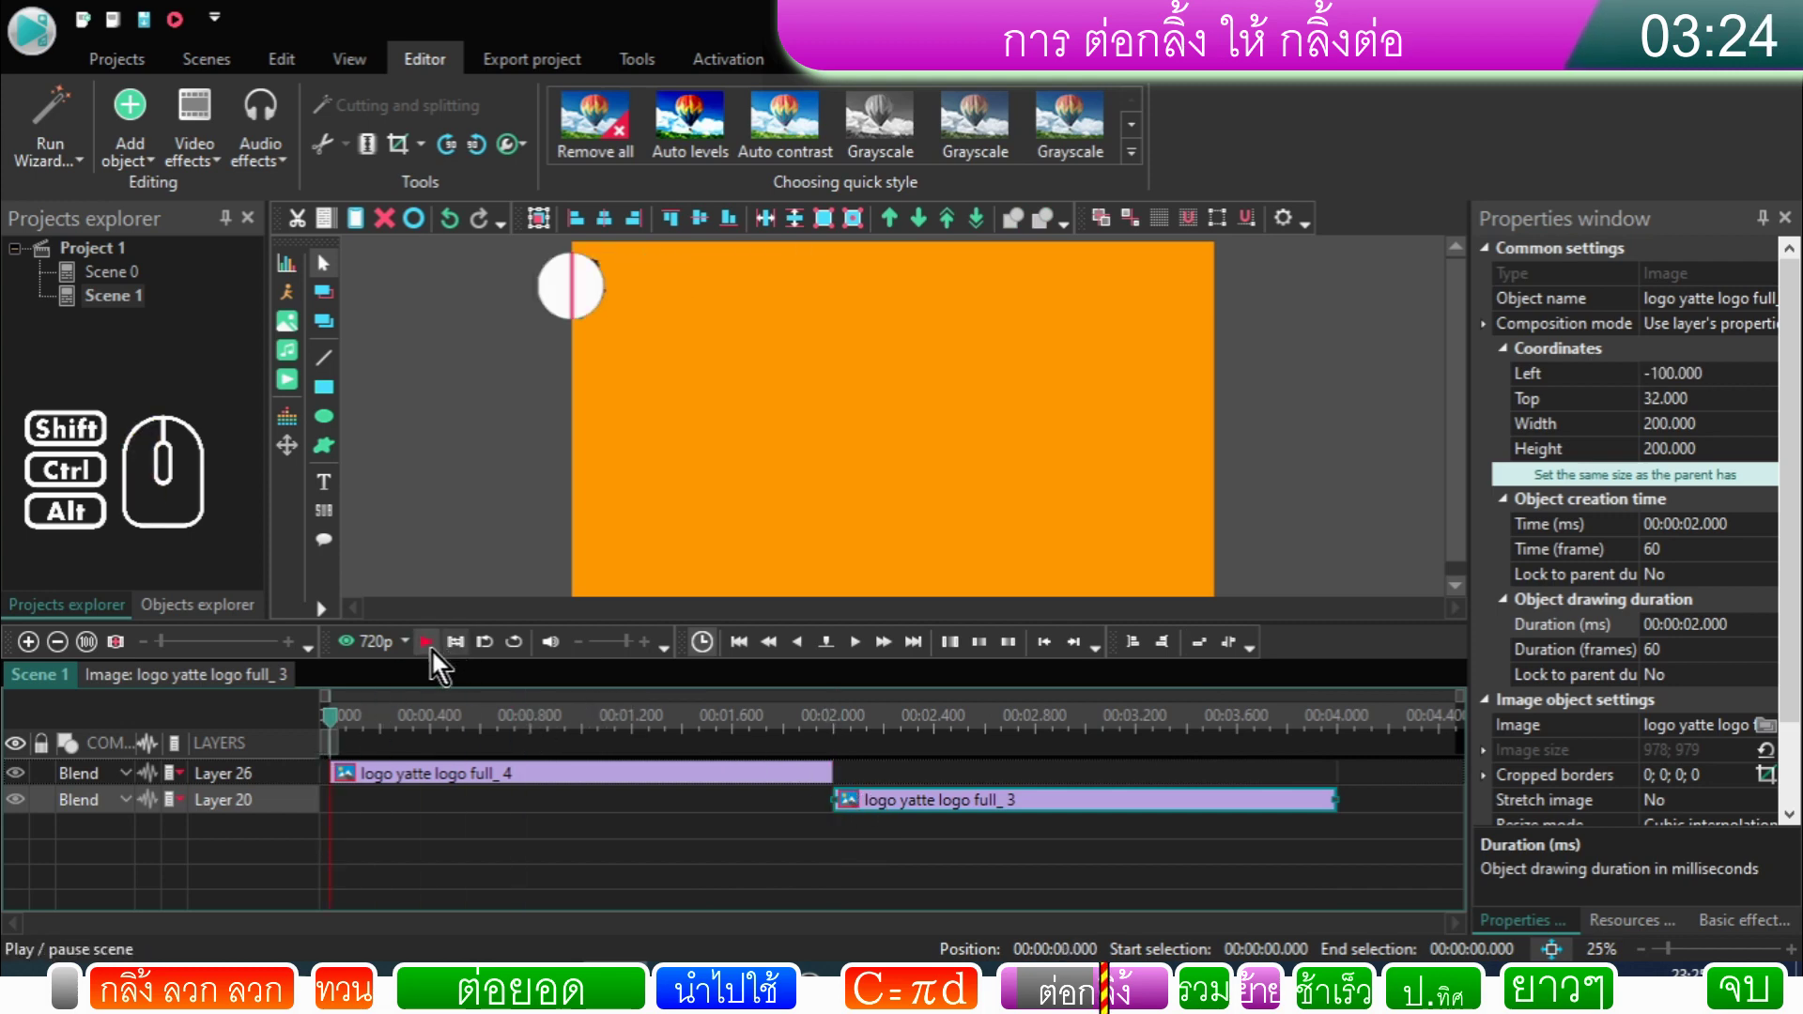
left_click(442, 660)
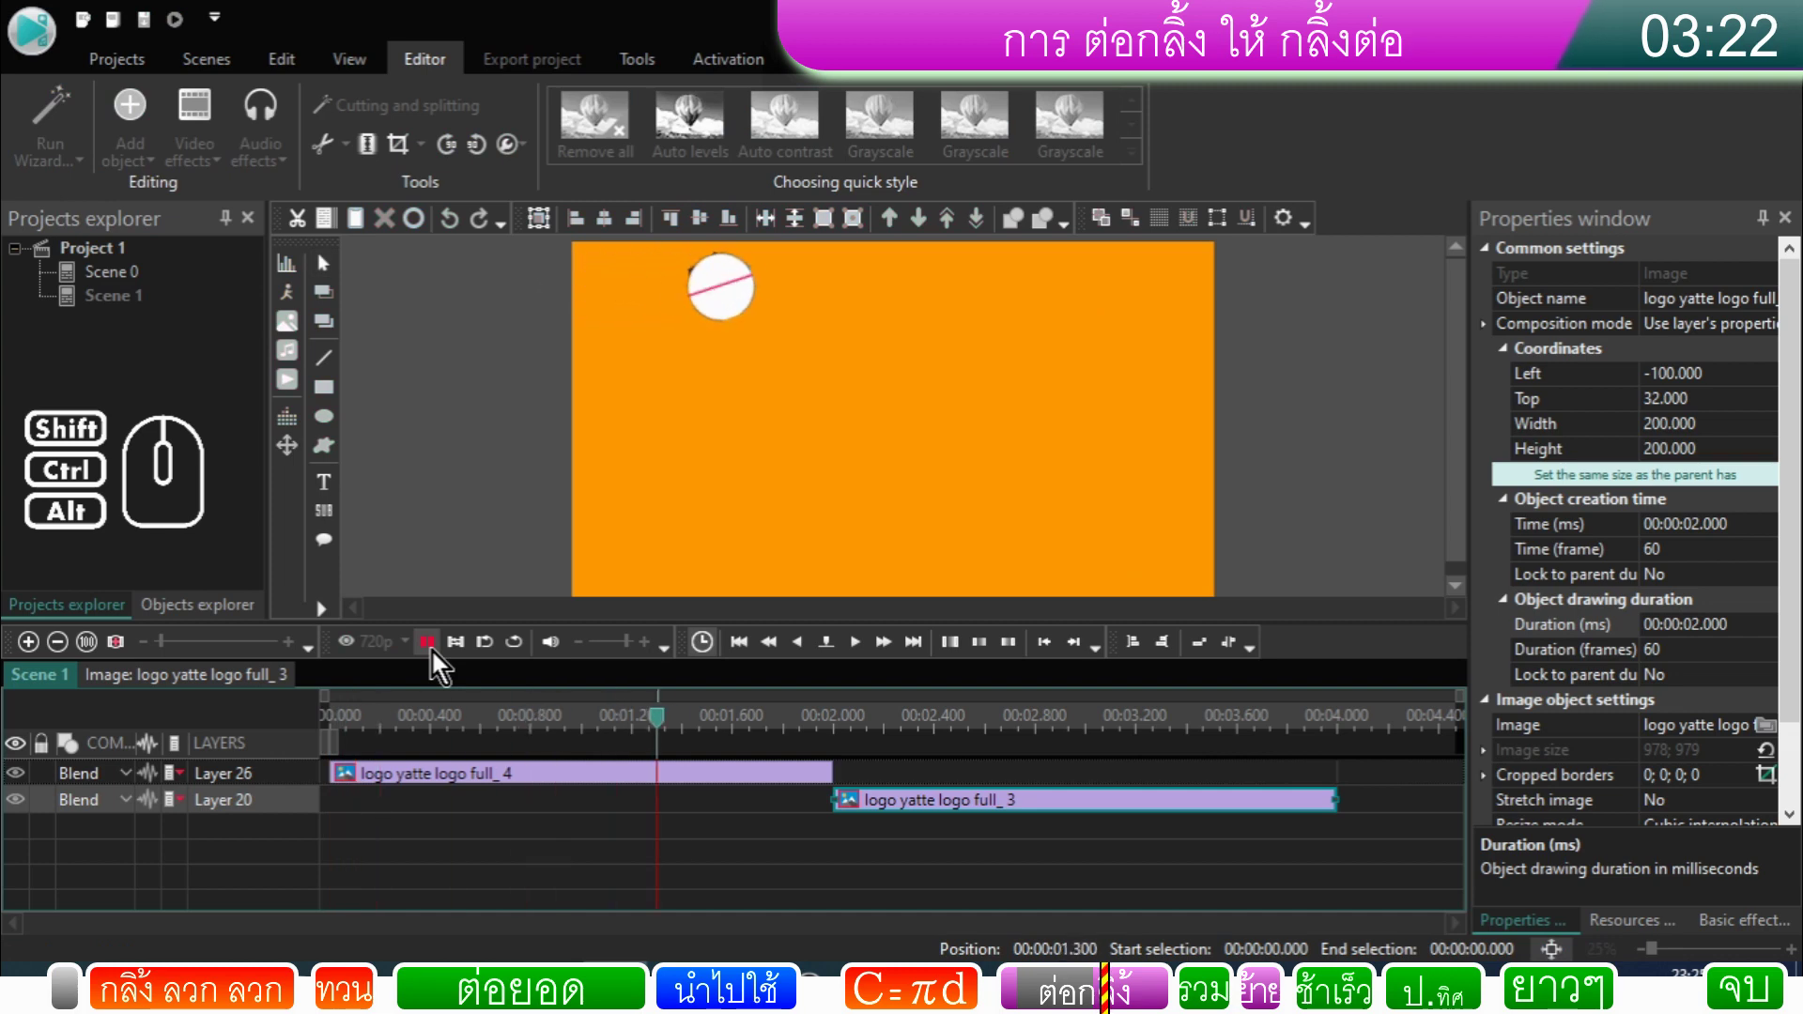
left_click(441, 660)
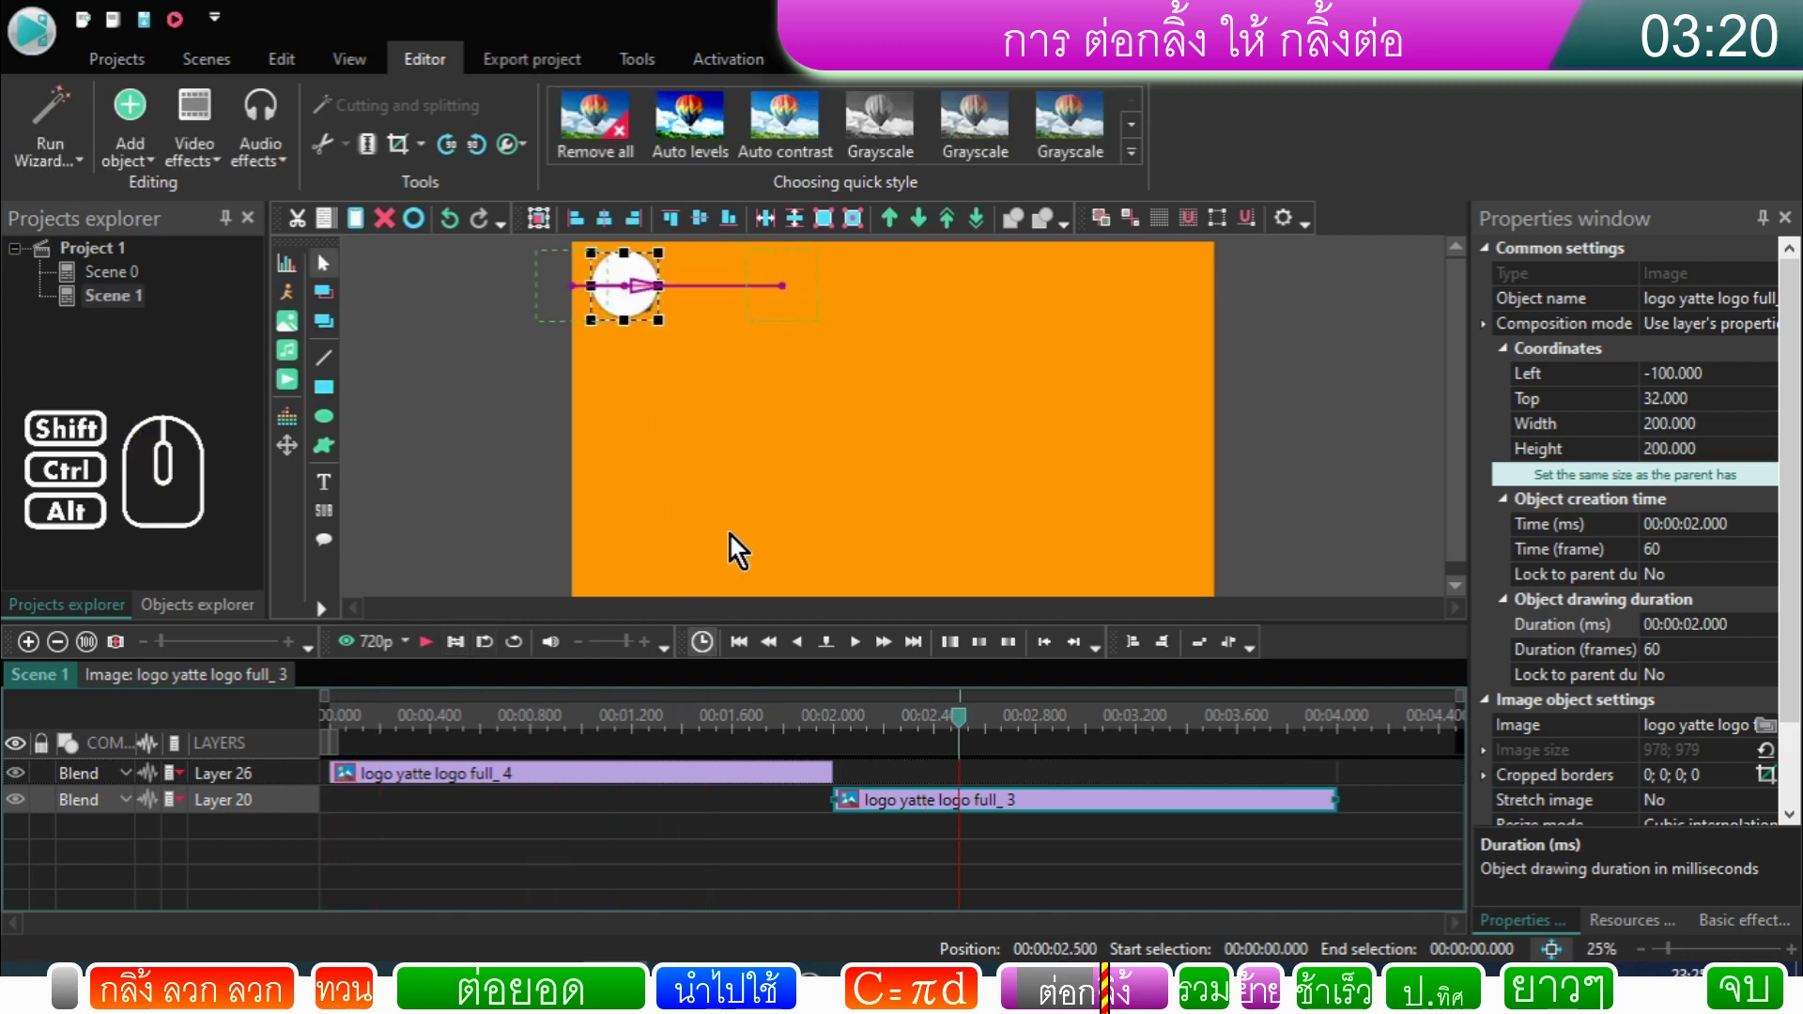
Step: Adjust full_4 via its context options, rewind and preview the sequence again
left_click(884, 789)
left_click(879, 812)
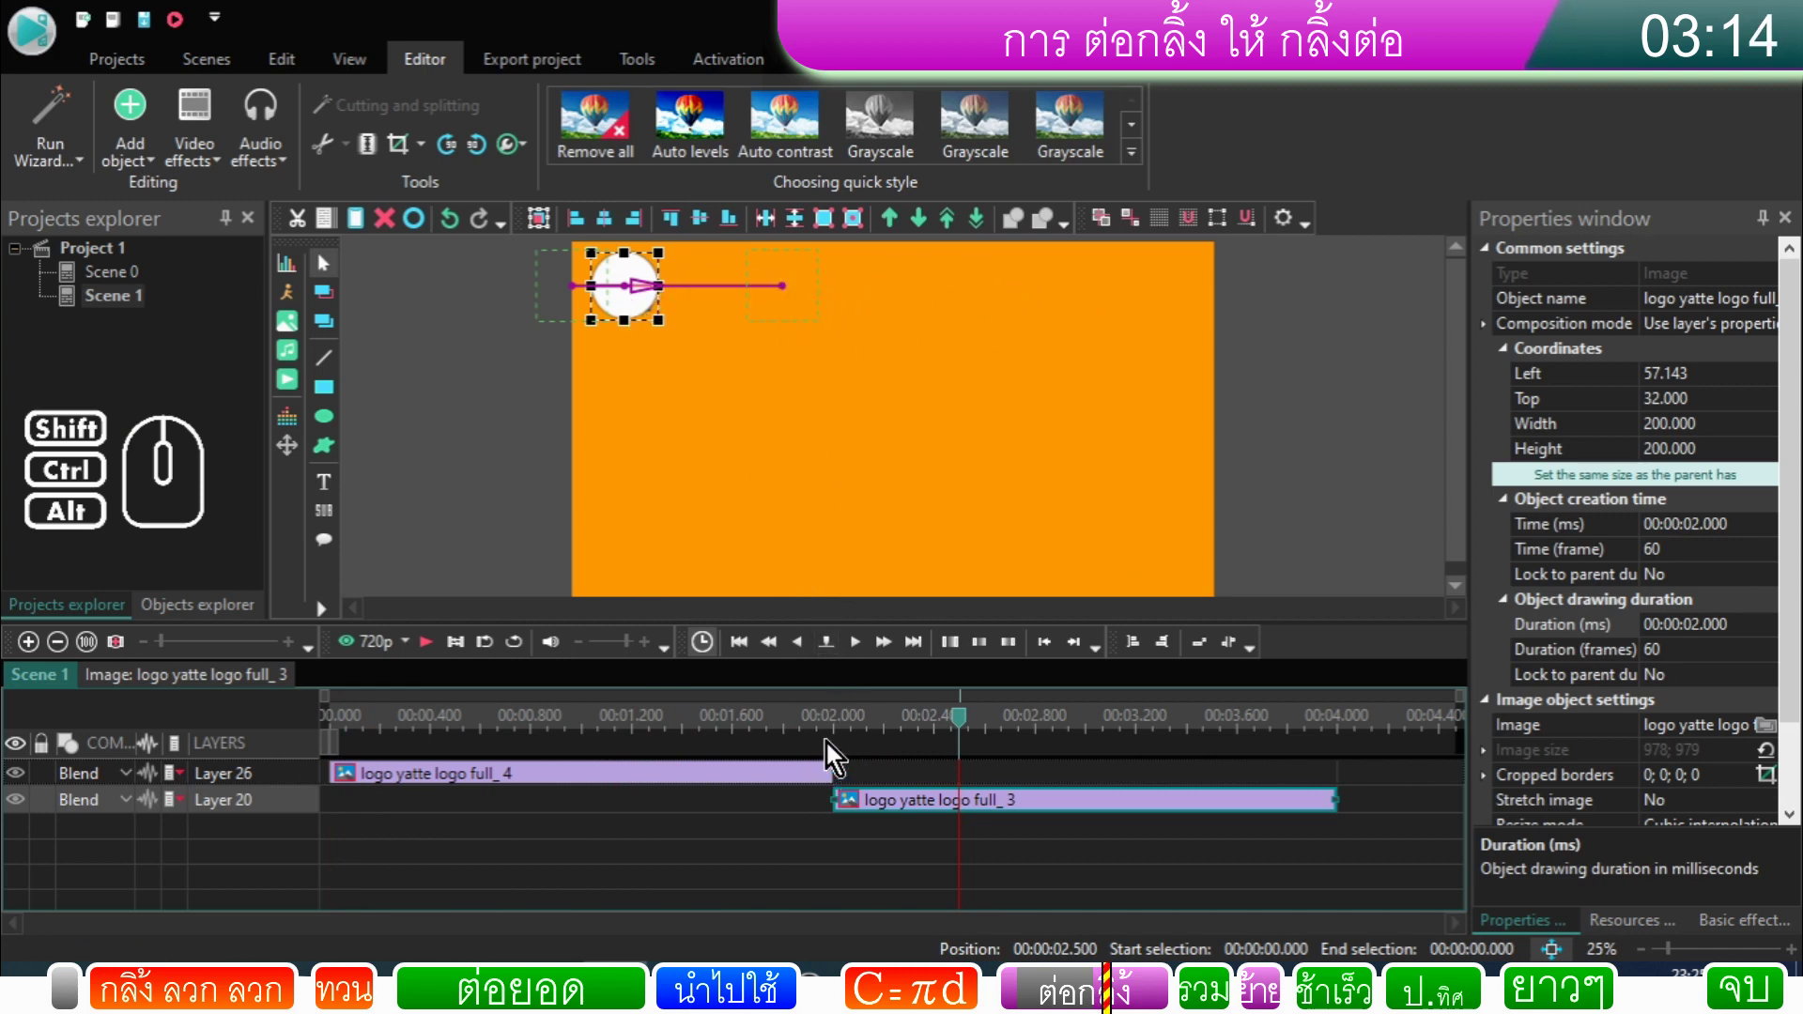
left_click(807, 779)
right_click(807, 780)
left_click(904, 728)
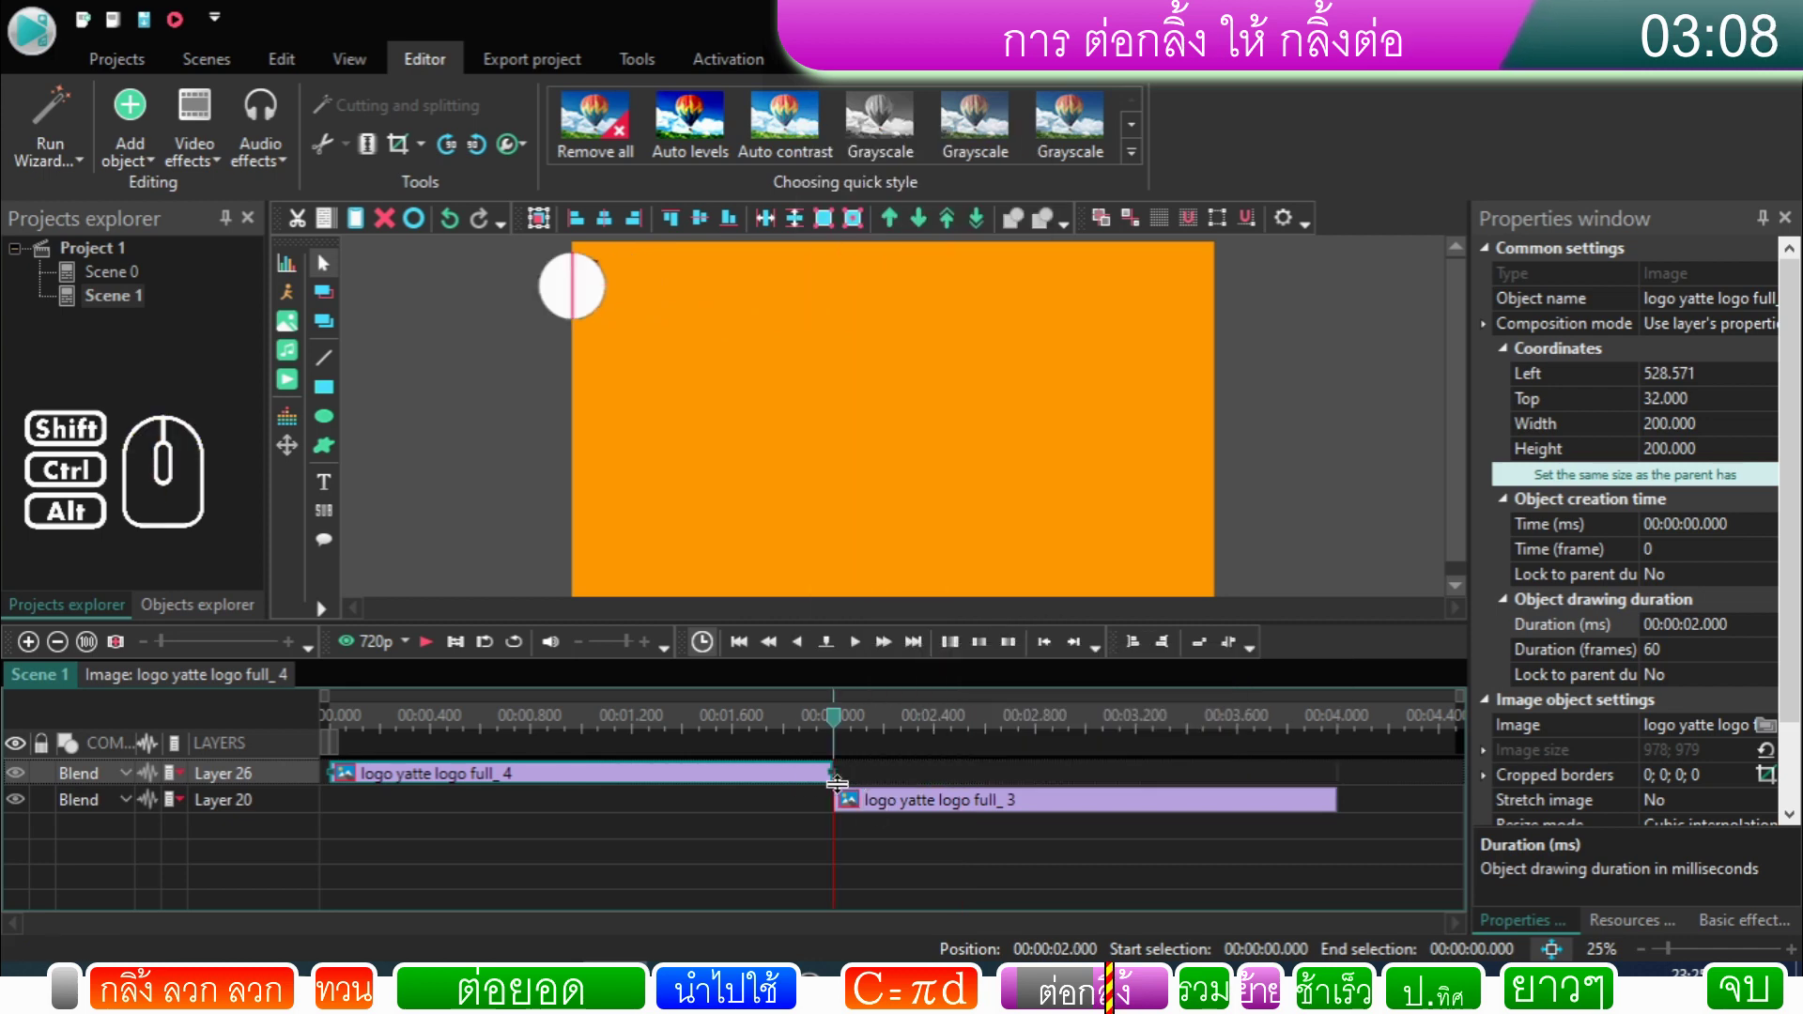
left_click(820, 785)
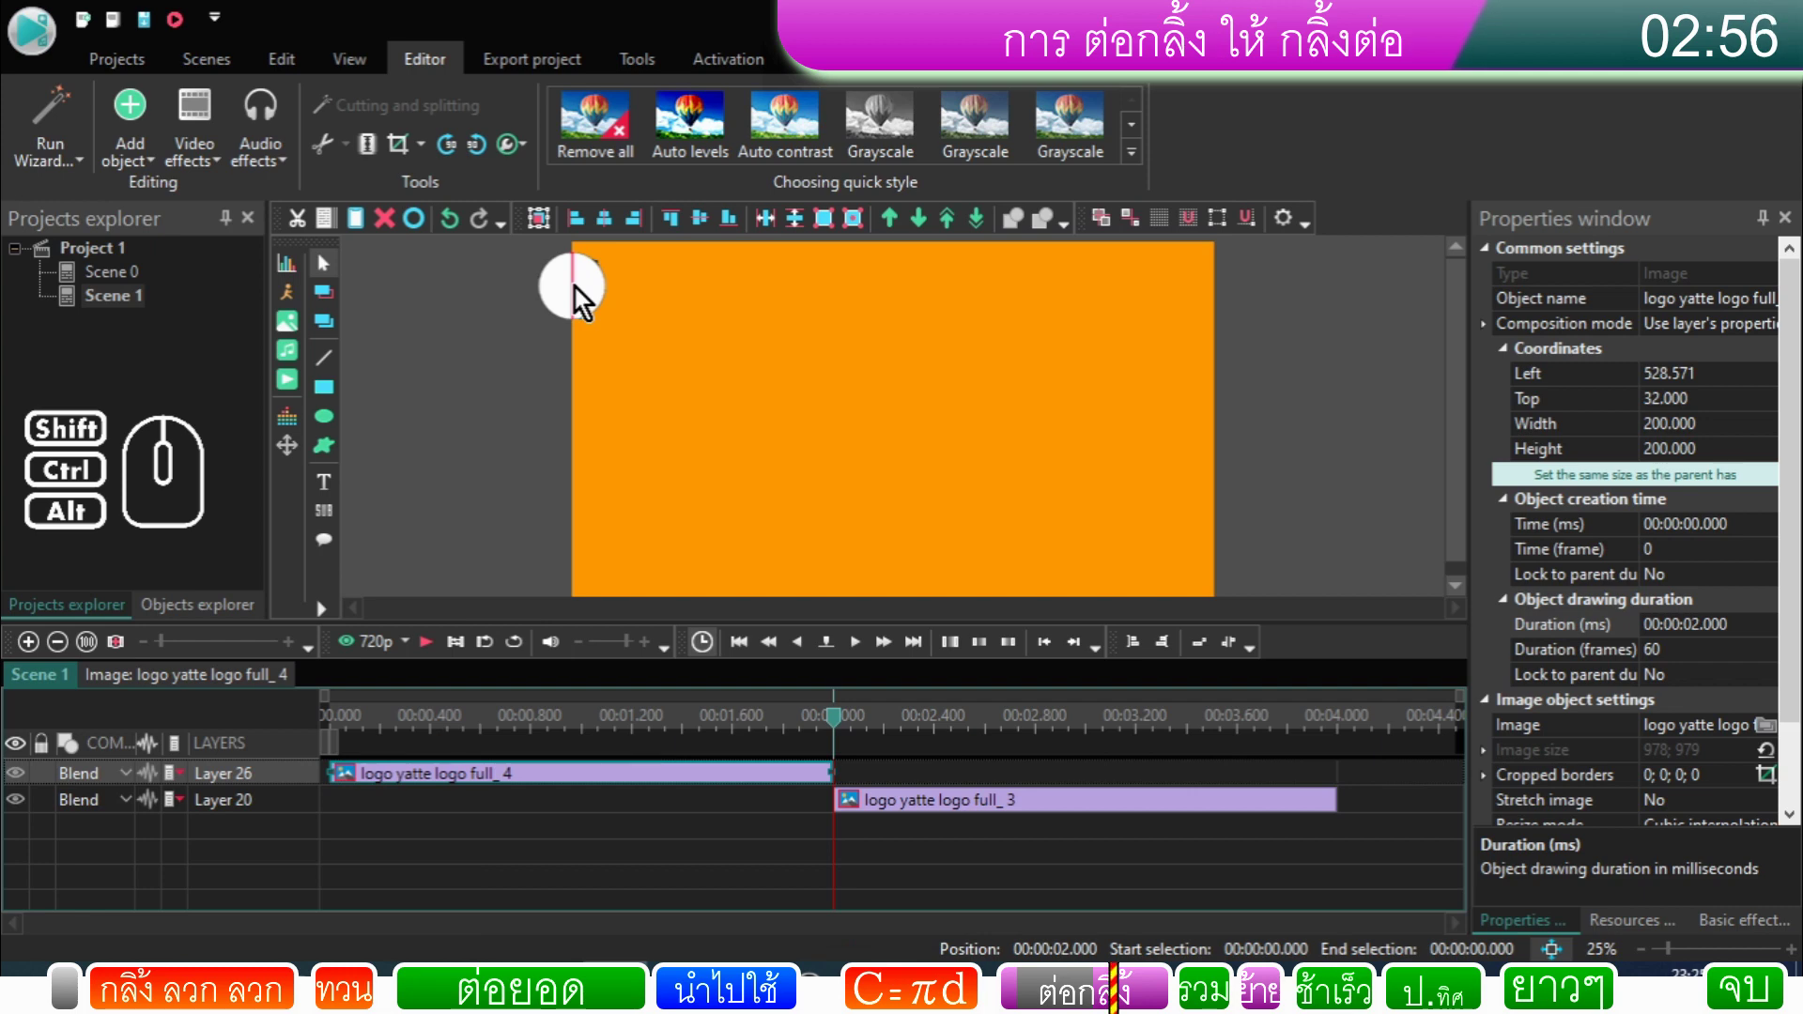
left_click(395, 724)
left_click_drag(390, 725, 310, 728)
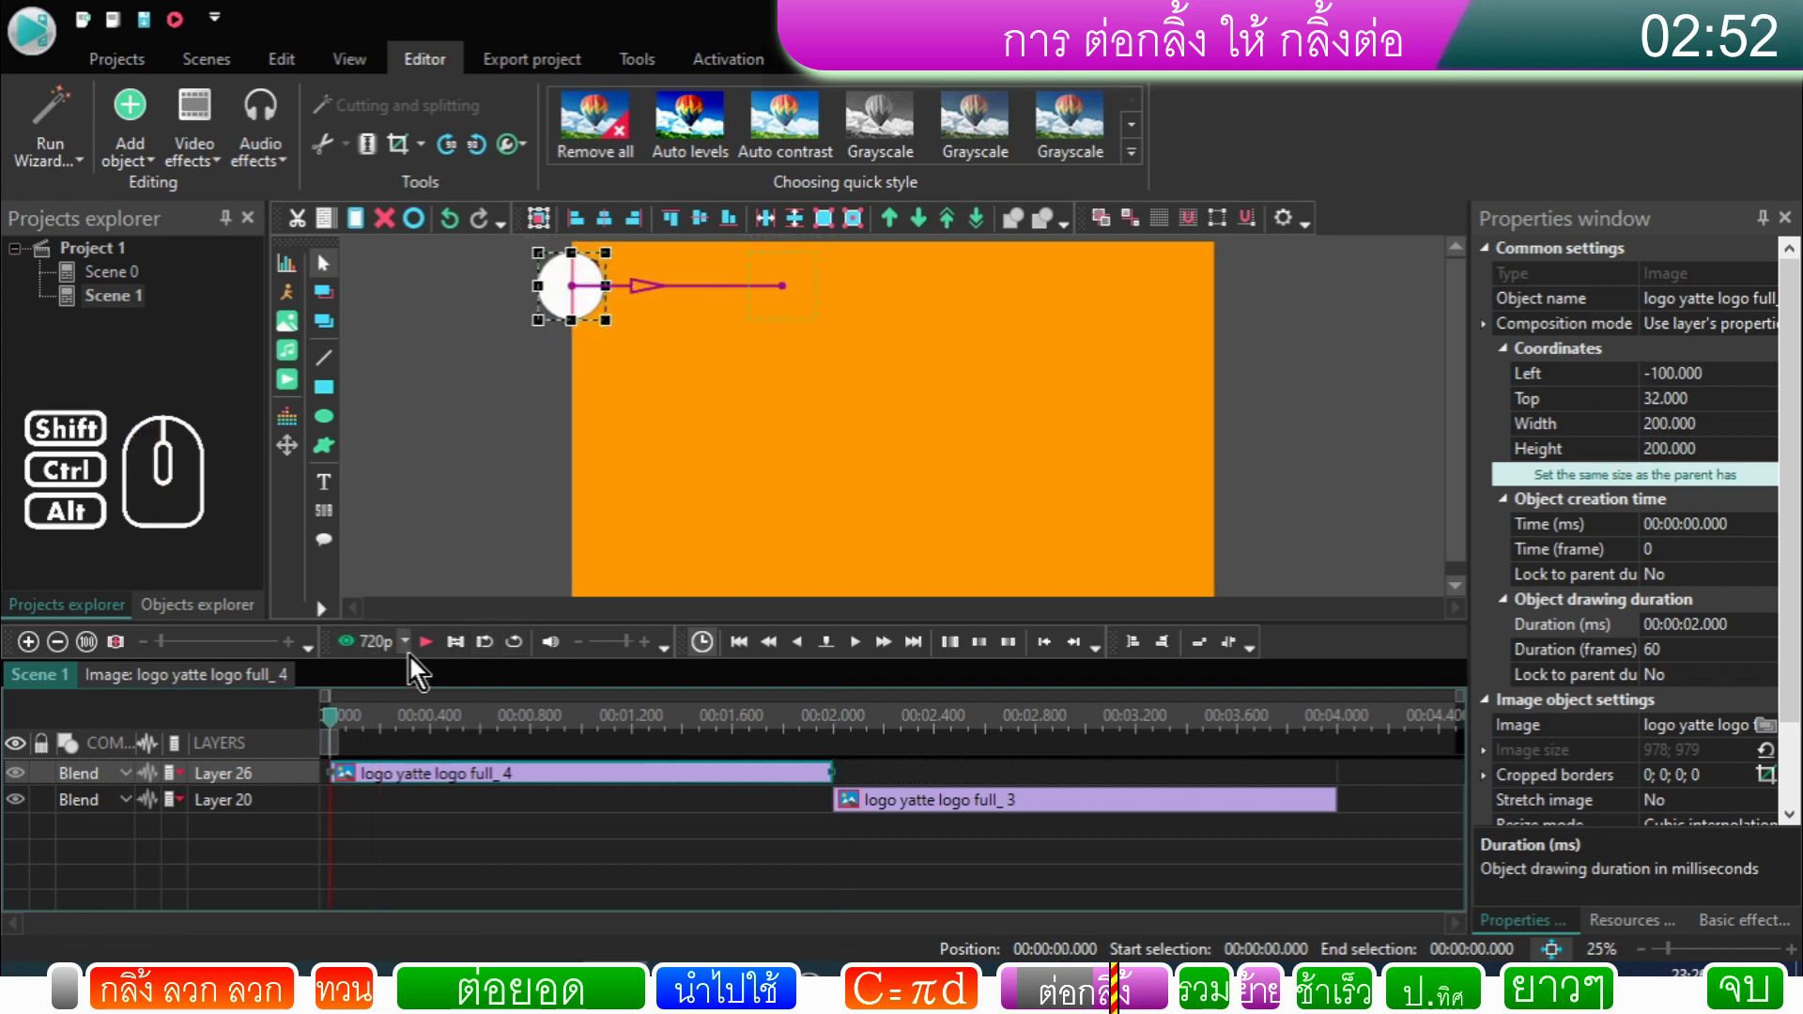
left_click(430, 657)
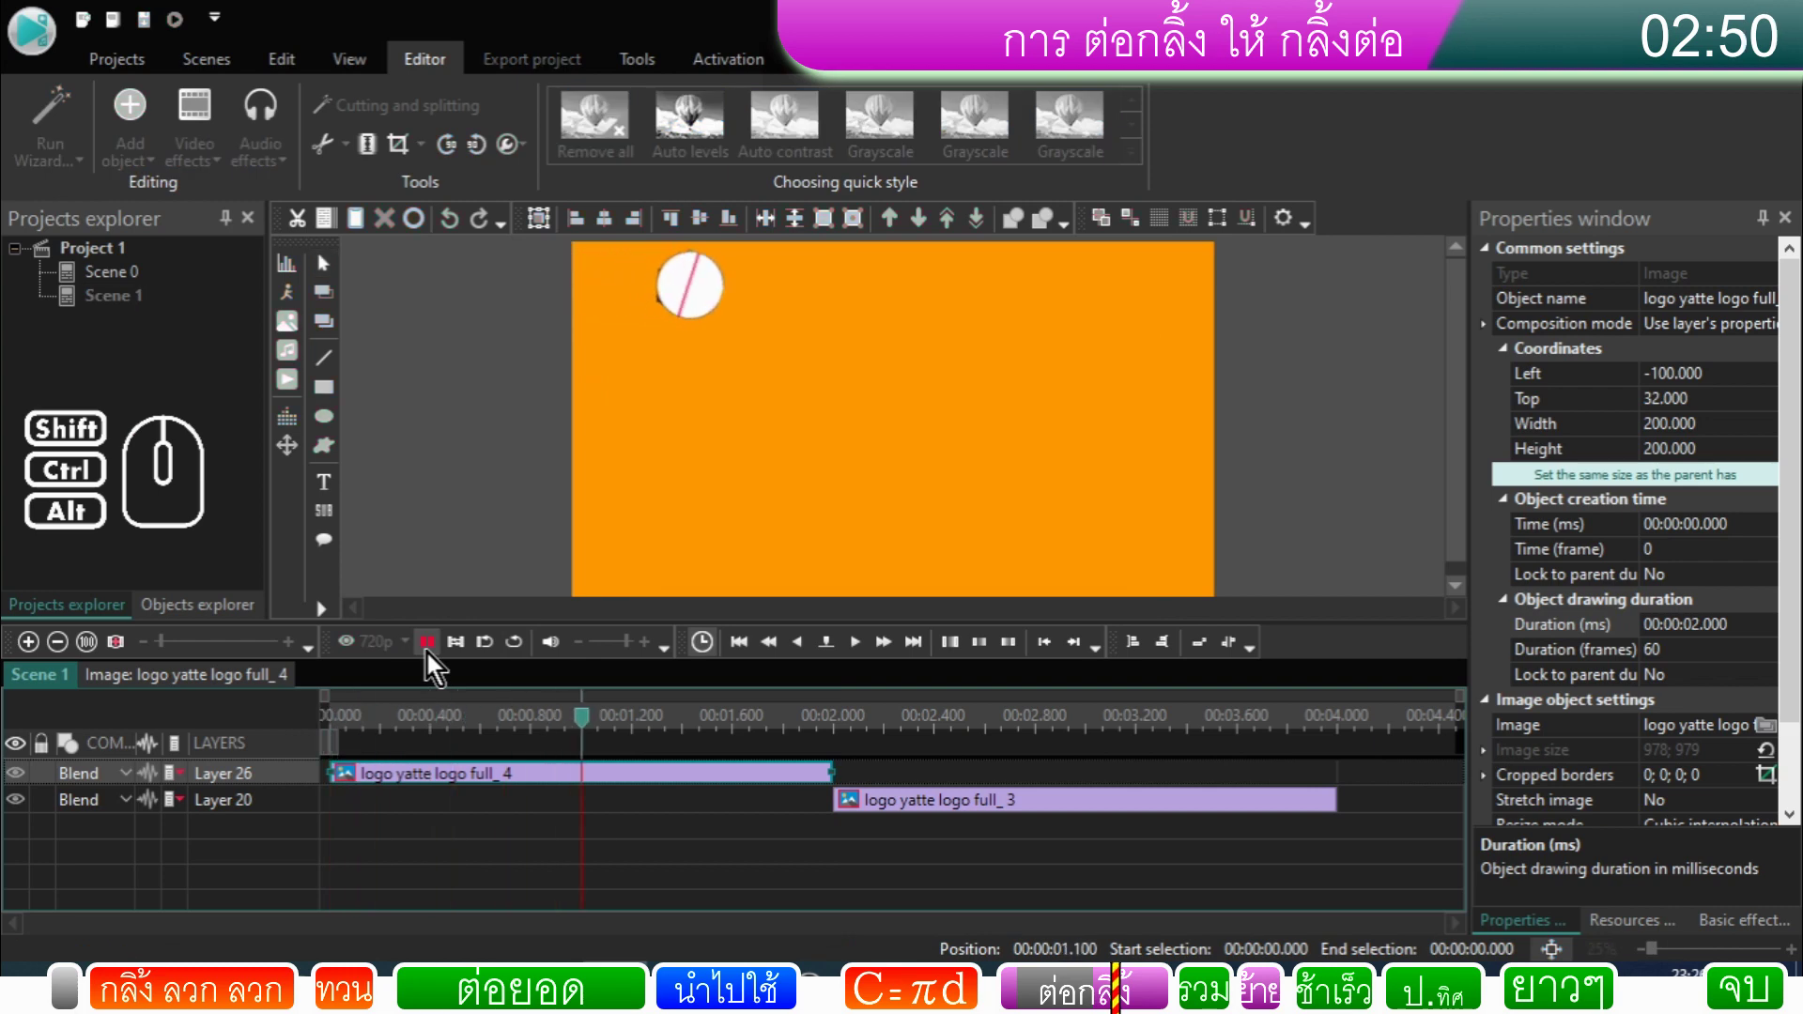
left_click(430, 657)
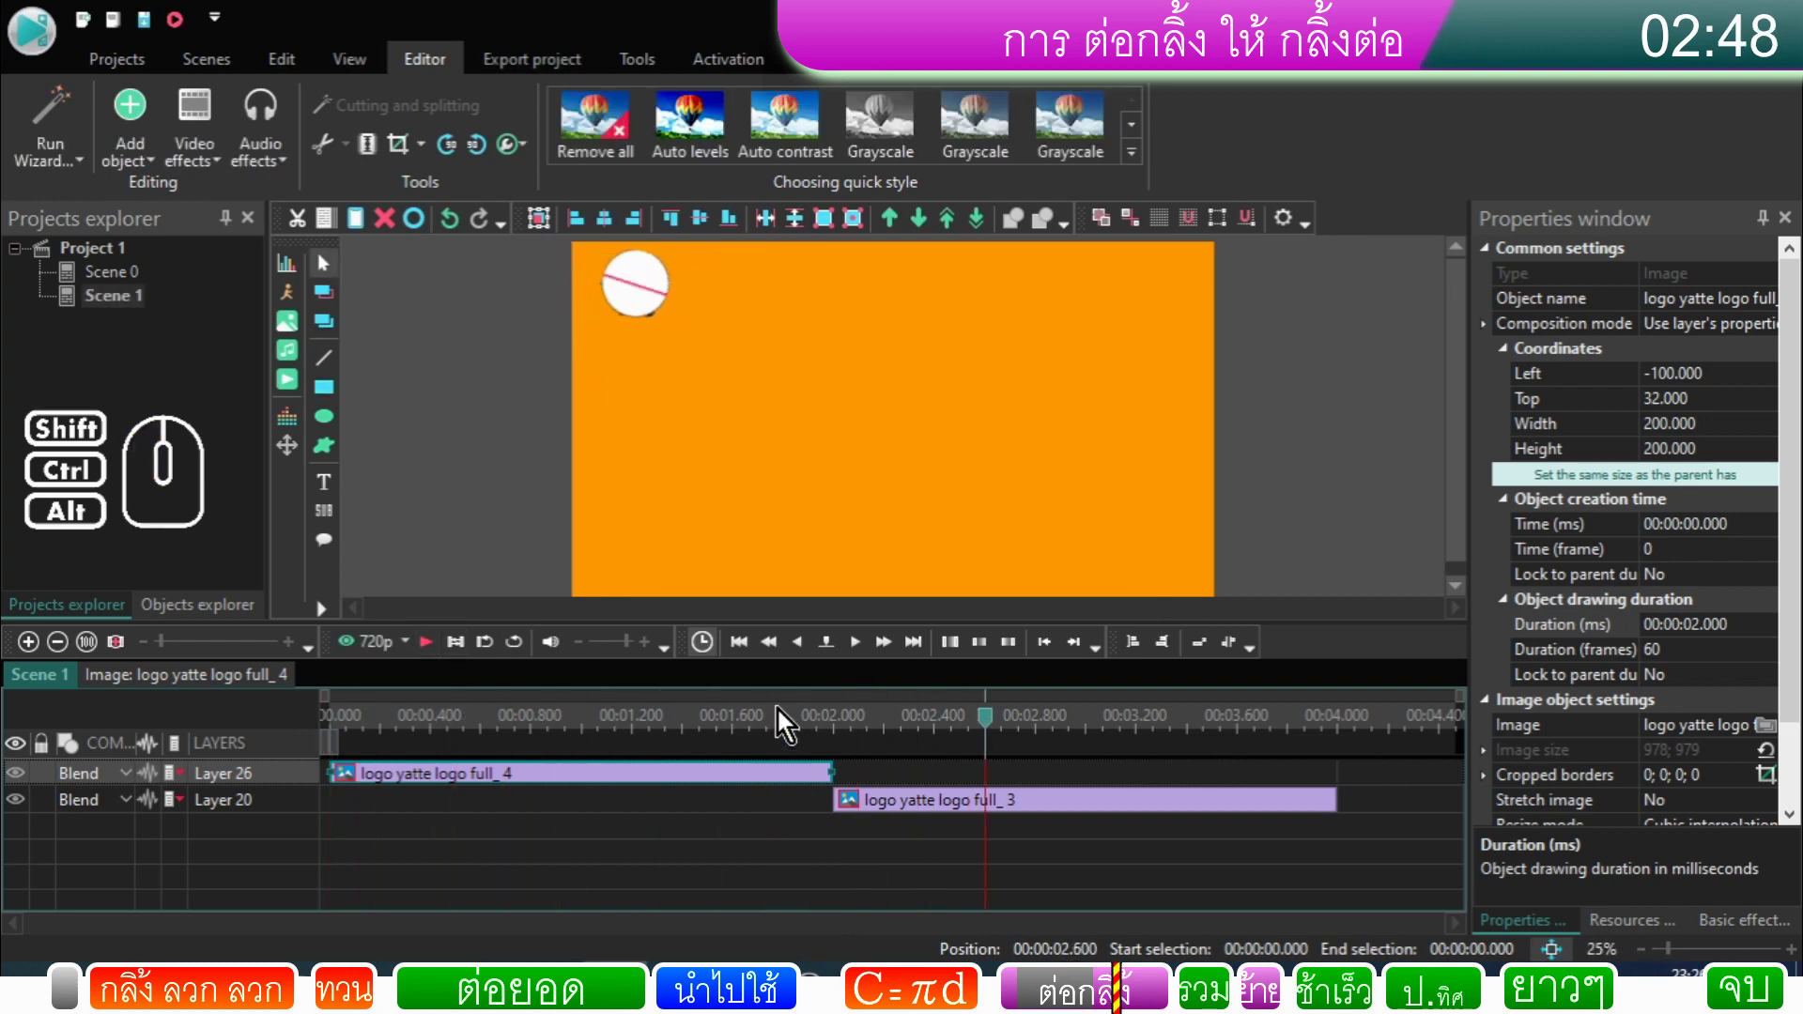
Step: Reselect the full_3 and full_4 clips to check they run 0–2 s and 2–4 s
left_click(844, 737)
left_click(831, 779)
left_click(850, 806)
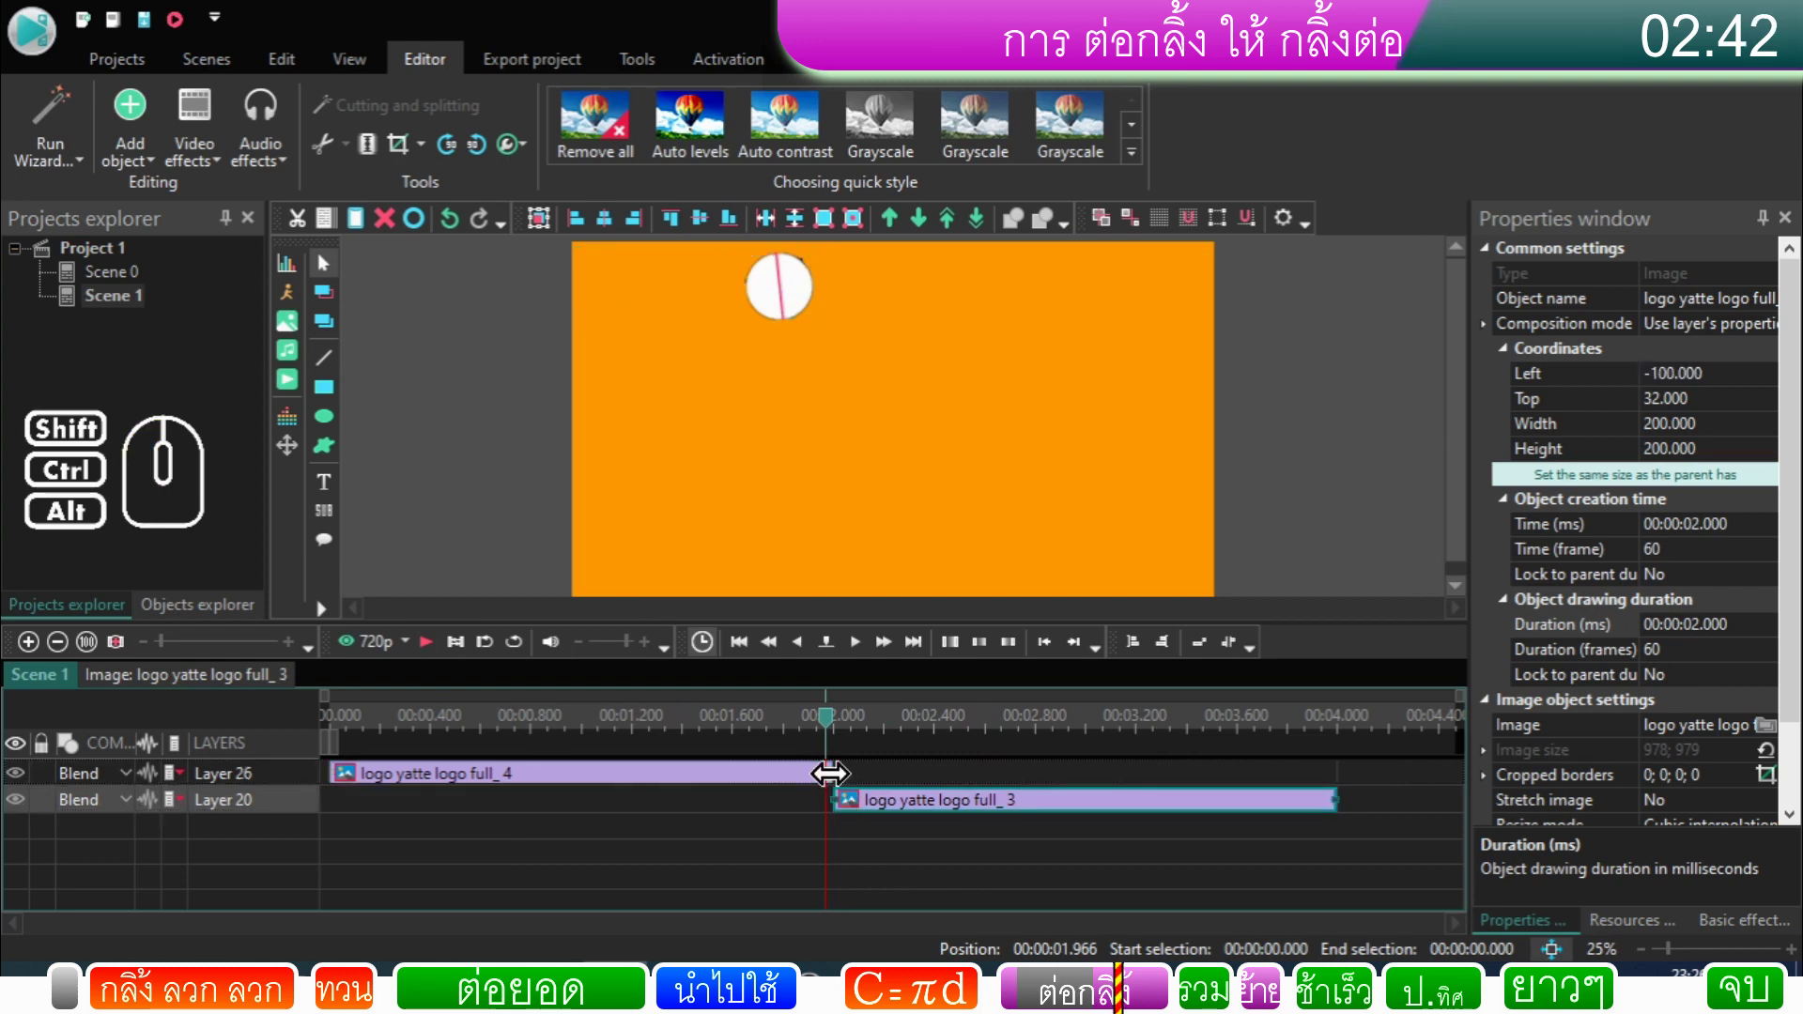
left_click(835, 786)
left_click(336, 403)
left_click(1171, 641)
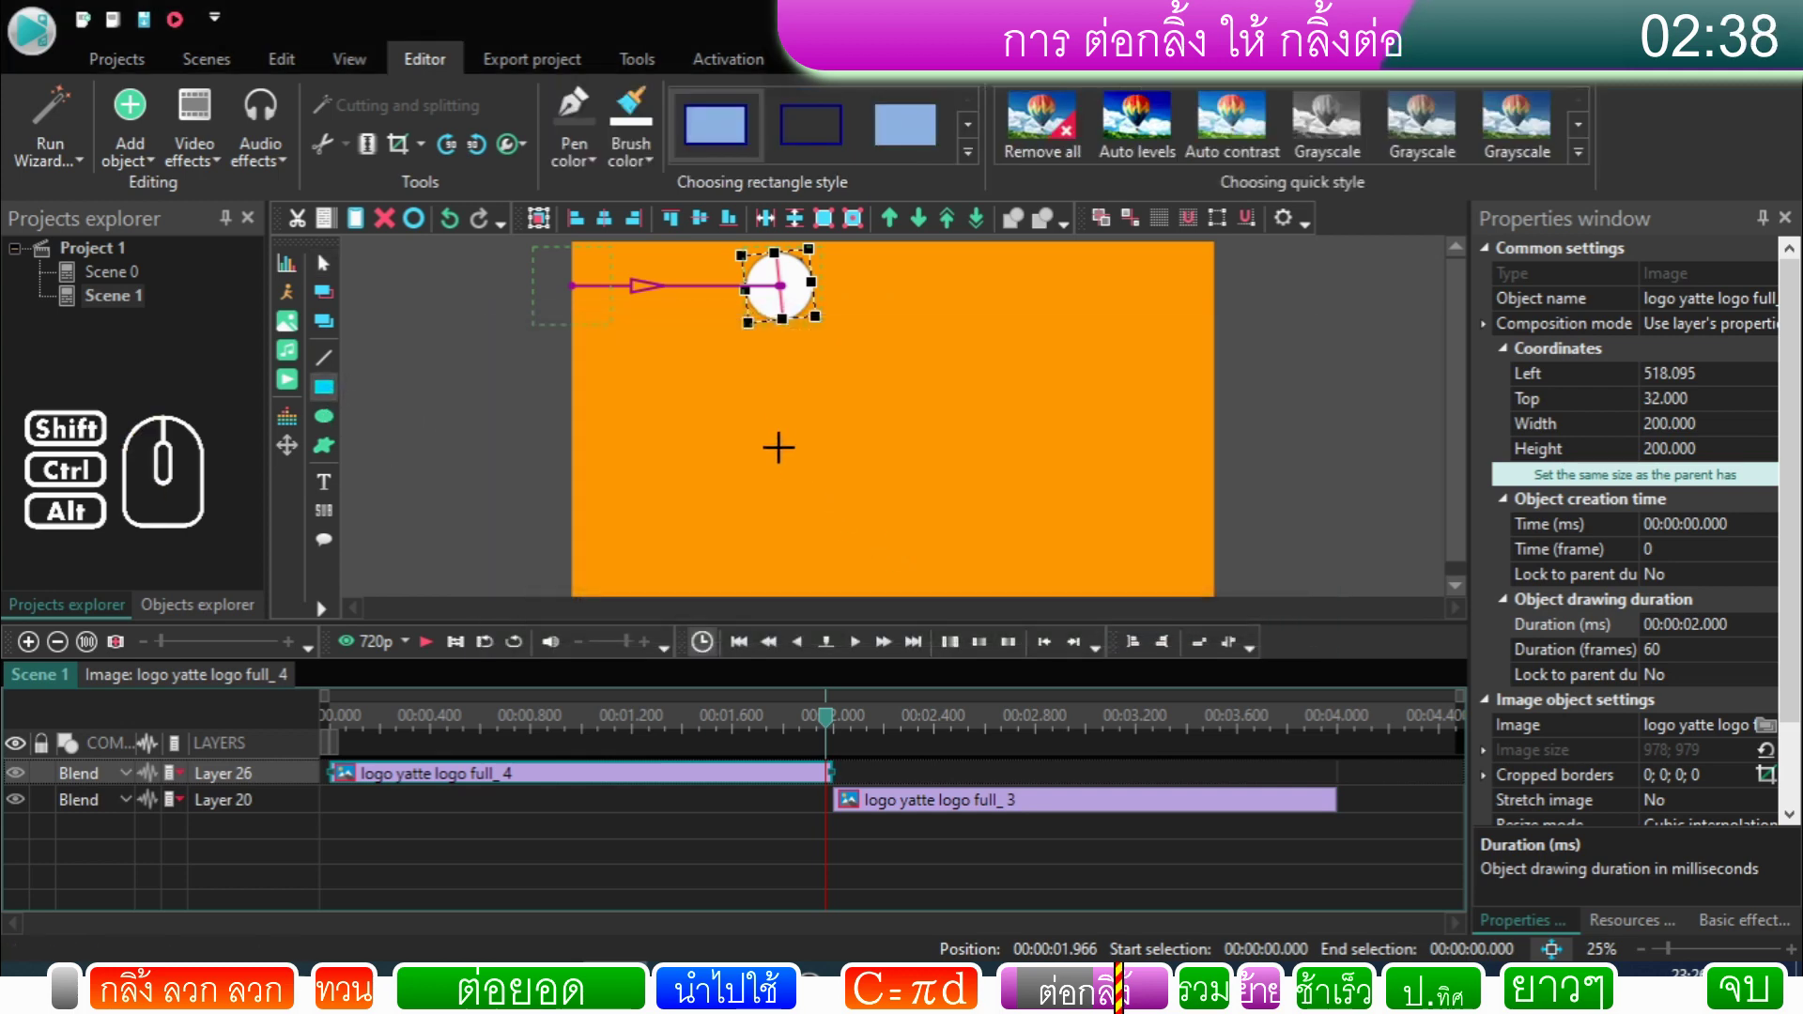
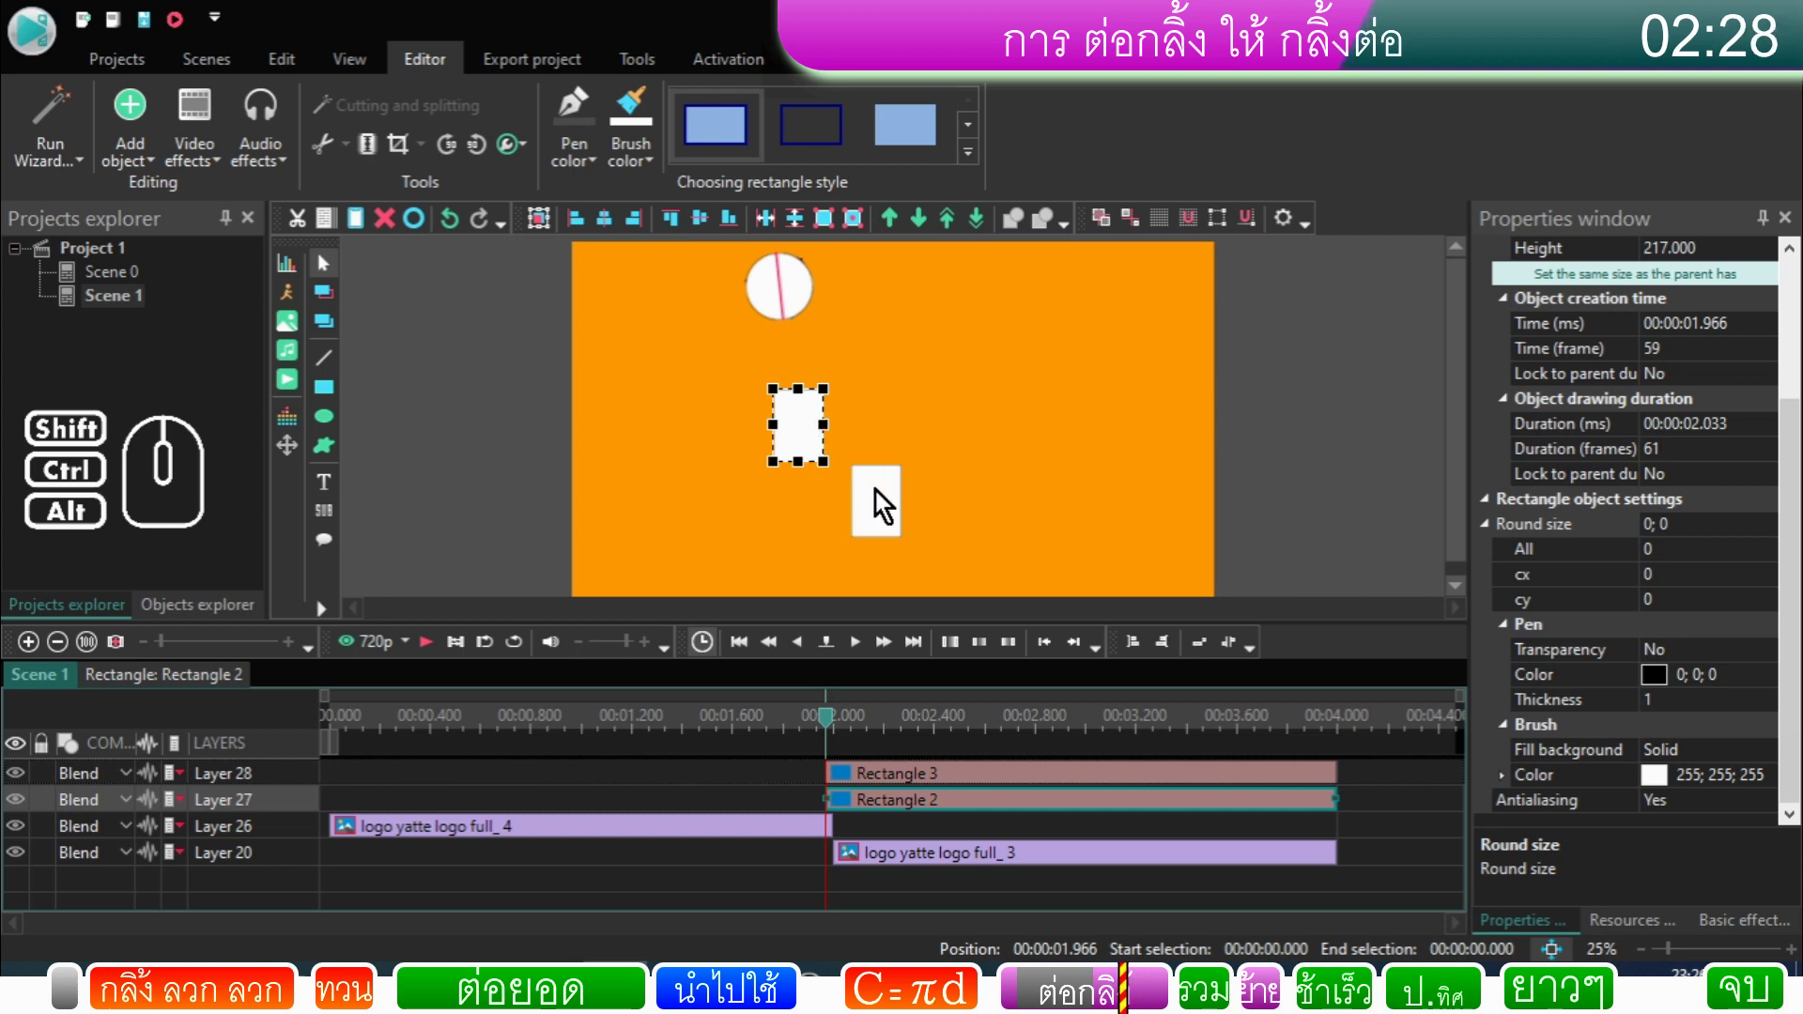
left_click(1780, 798)
left_click(1779, 793)
left_click(919, 486)
left_click(1061, 353)
left_click(818, 464)
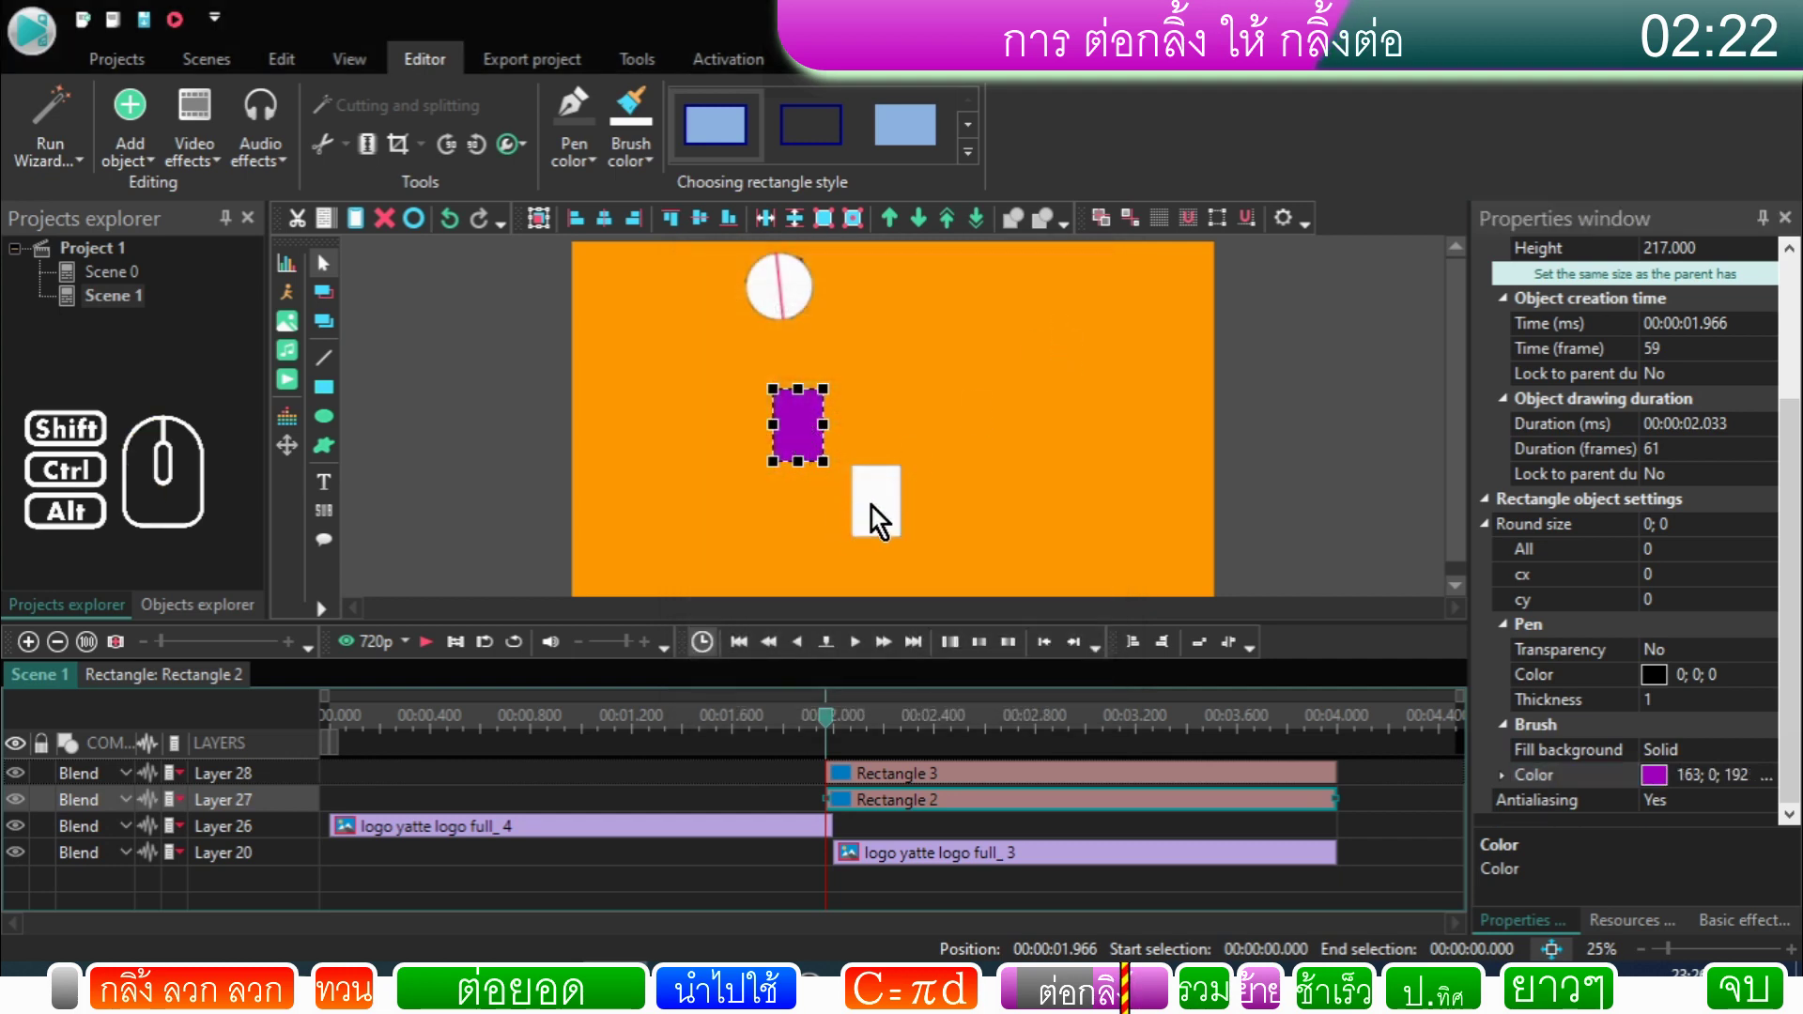
left_click(880, 518)
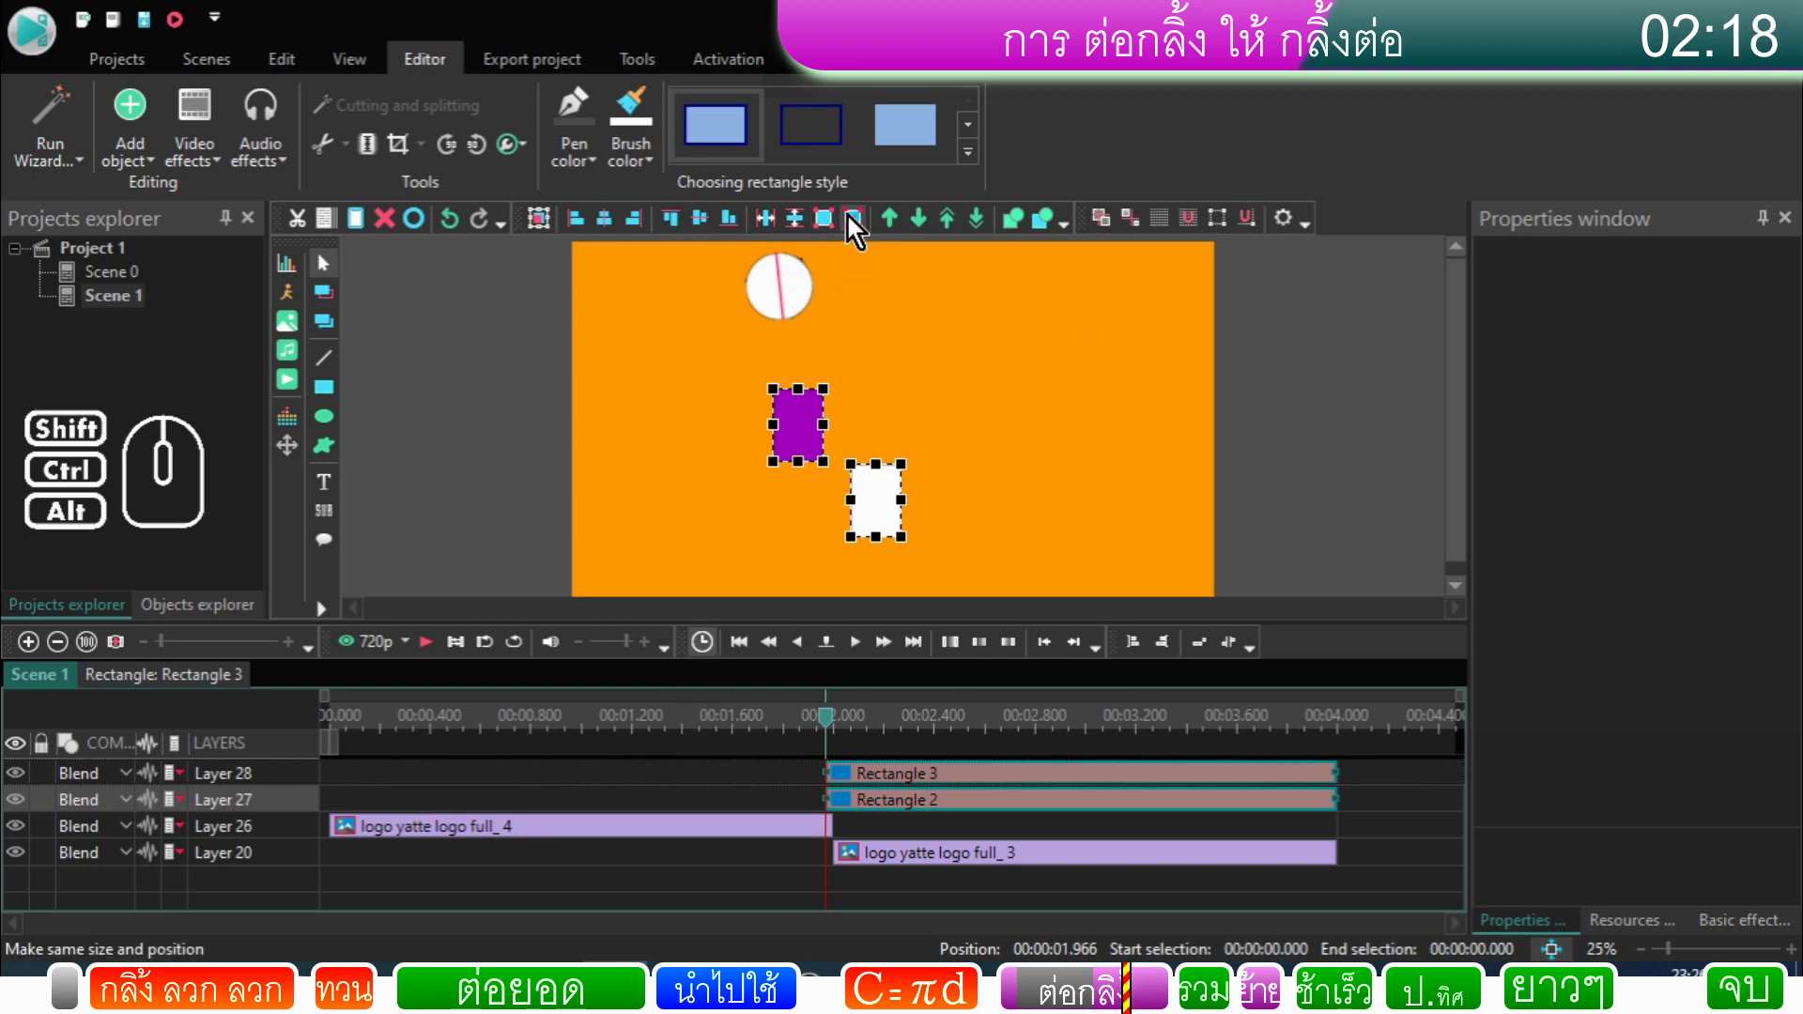
left_click(860, 238)
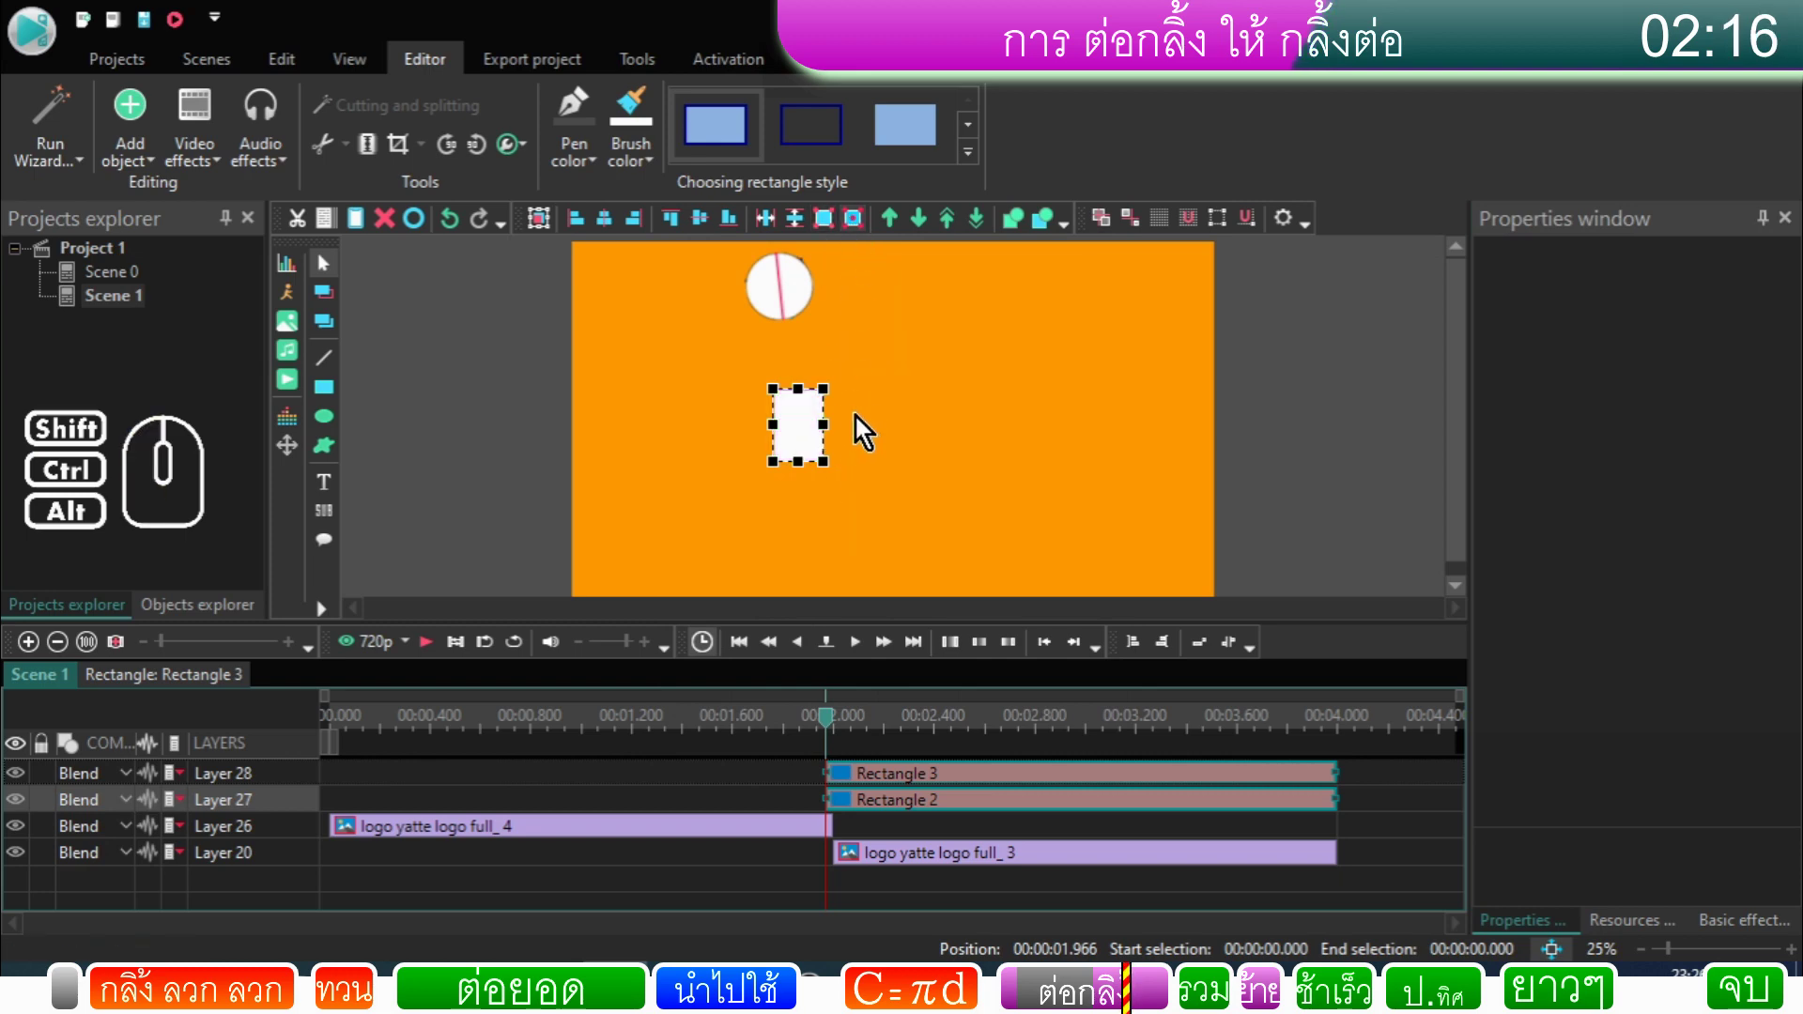
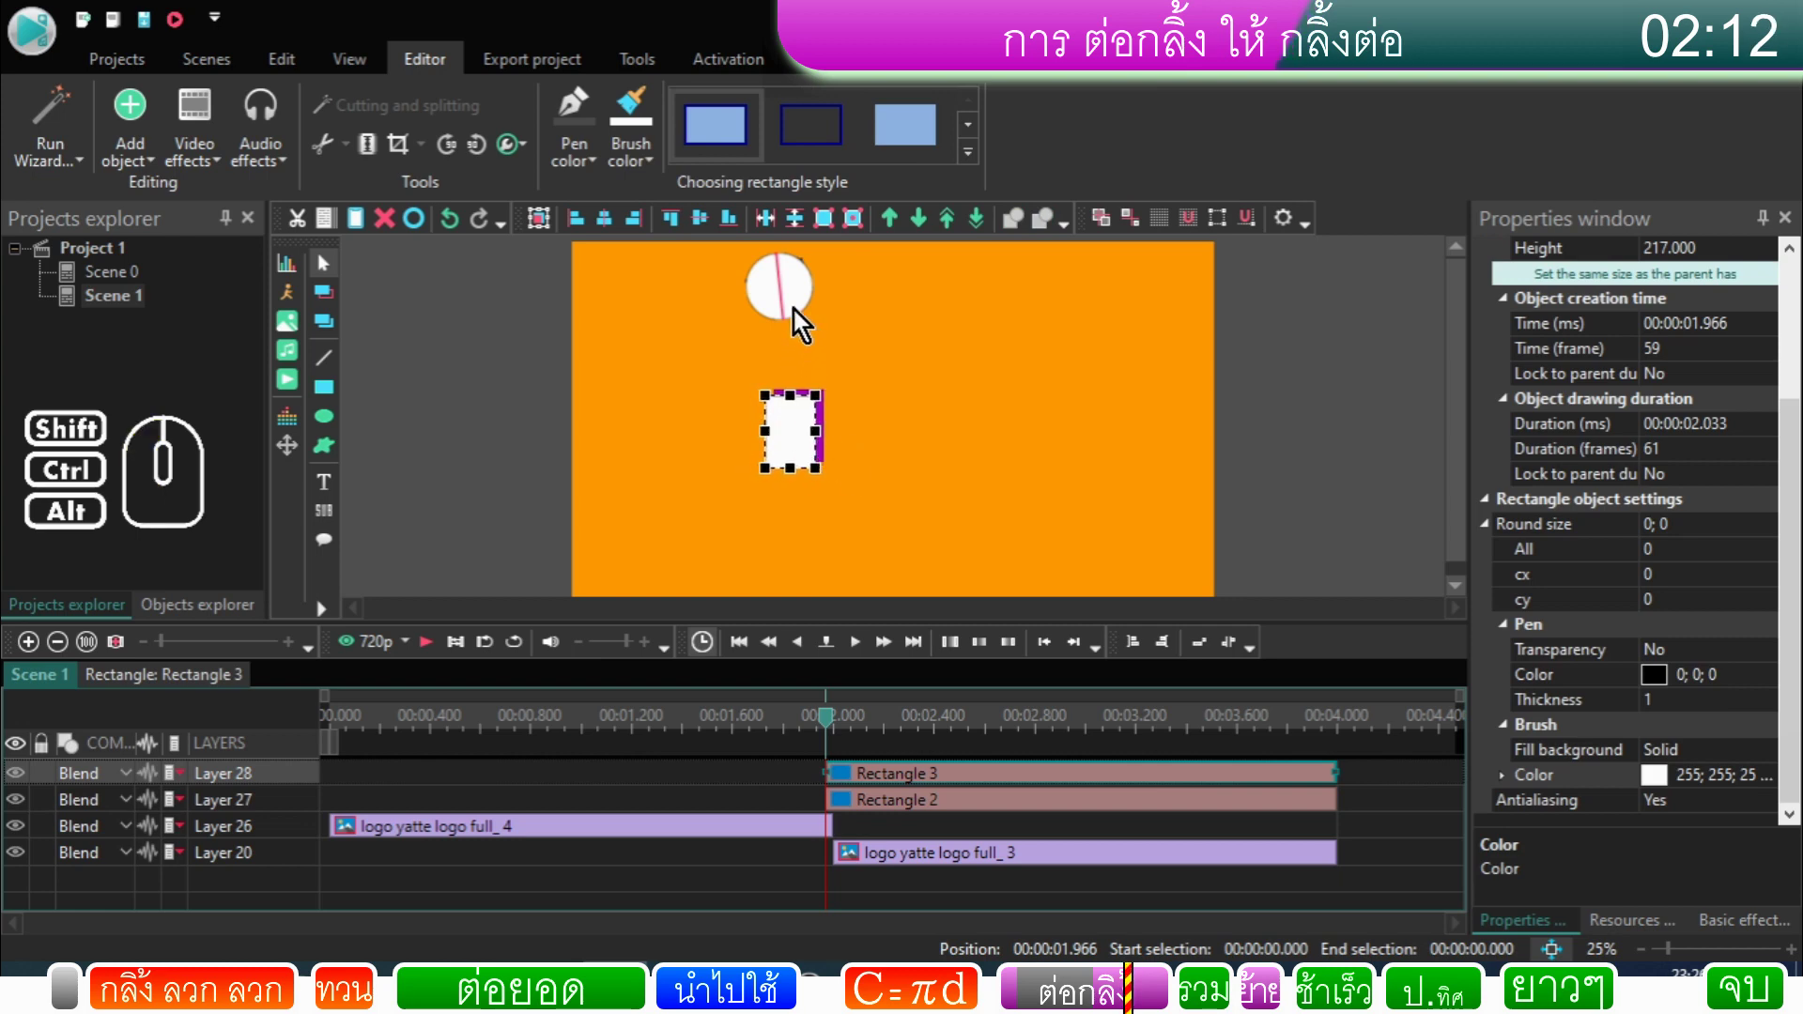
left_click_drag(885, 556, 780, 432)
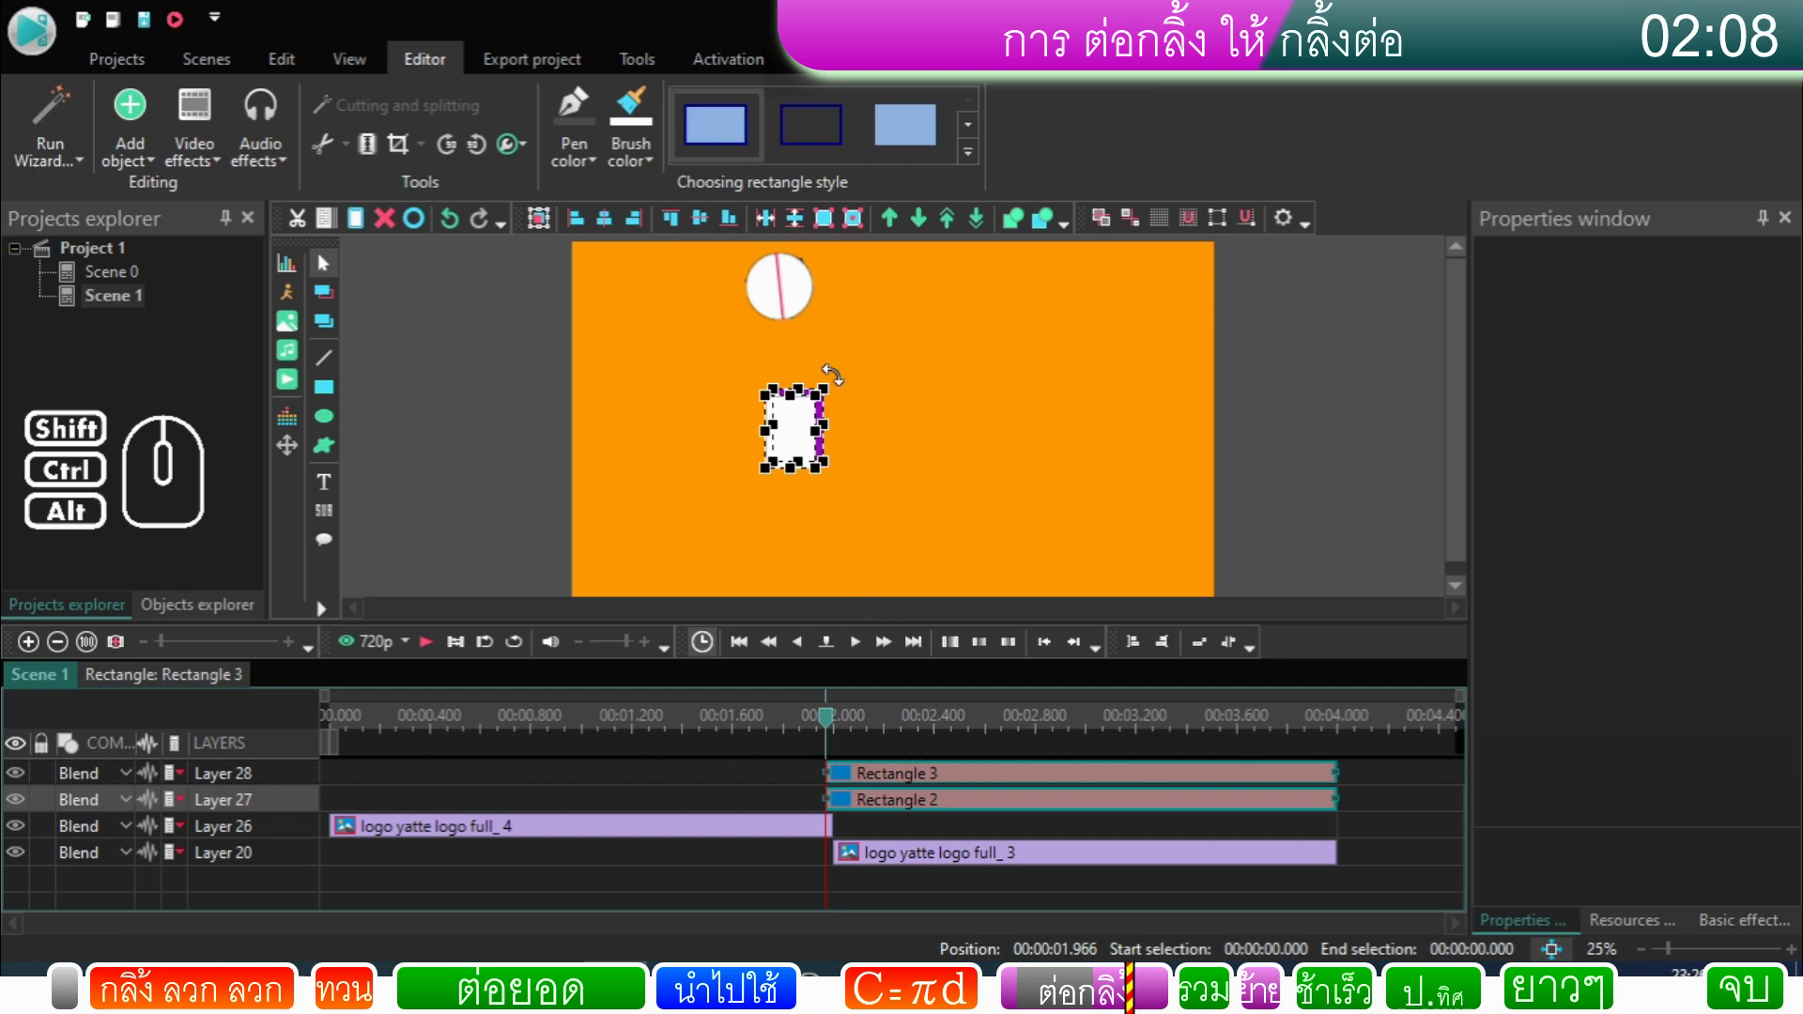
left_click(397, 240)
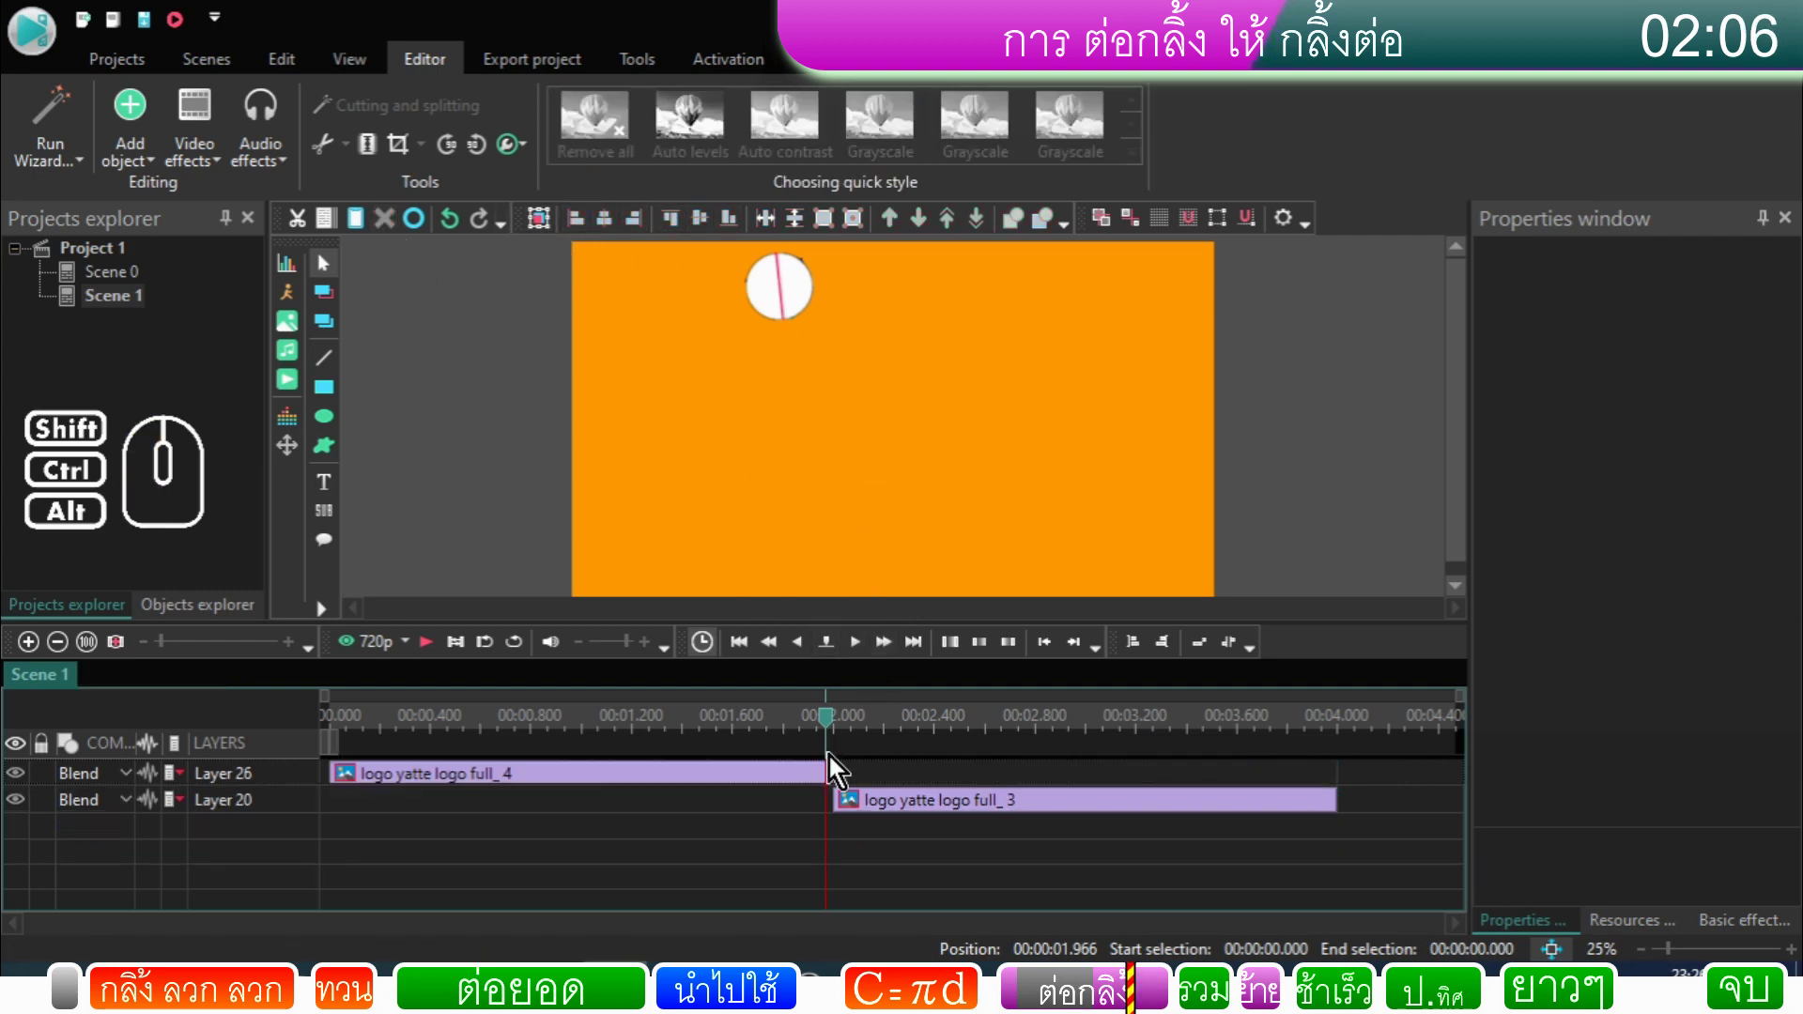
Step: Select both logo clips and match the sprites' size and position
left_click(833, 780)
right_click(833, 780)
left_click(870, 738)
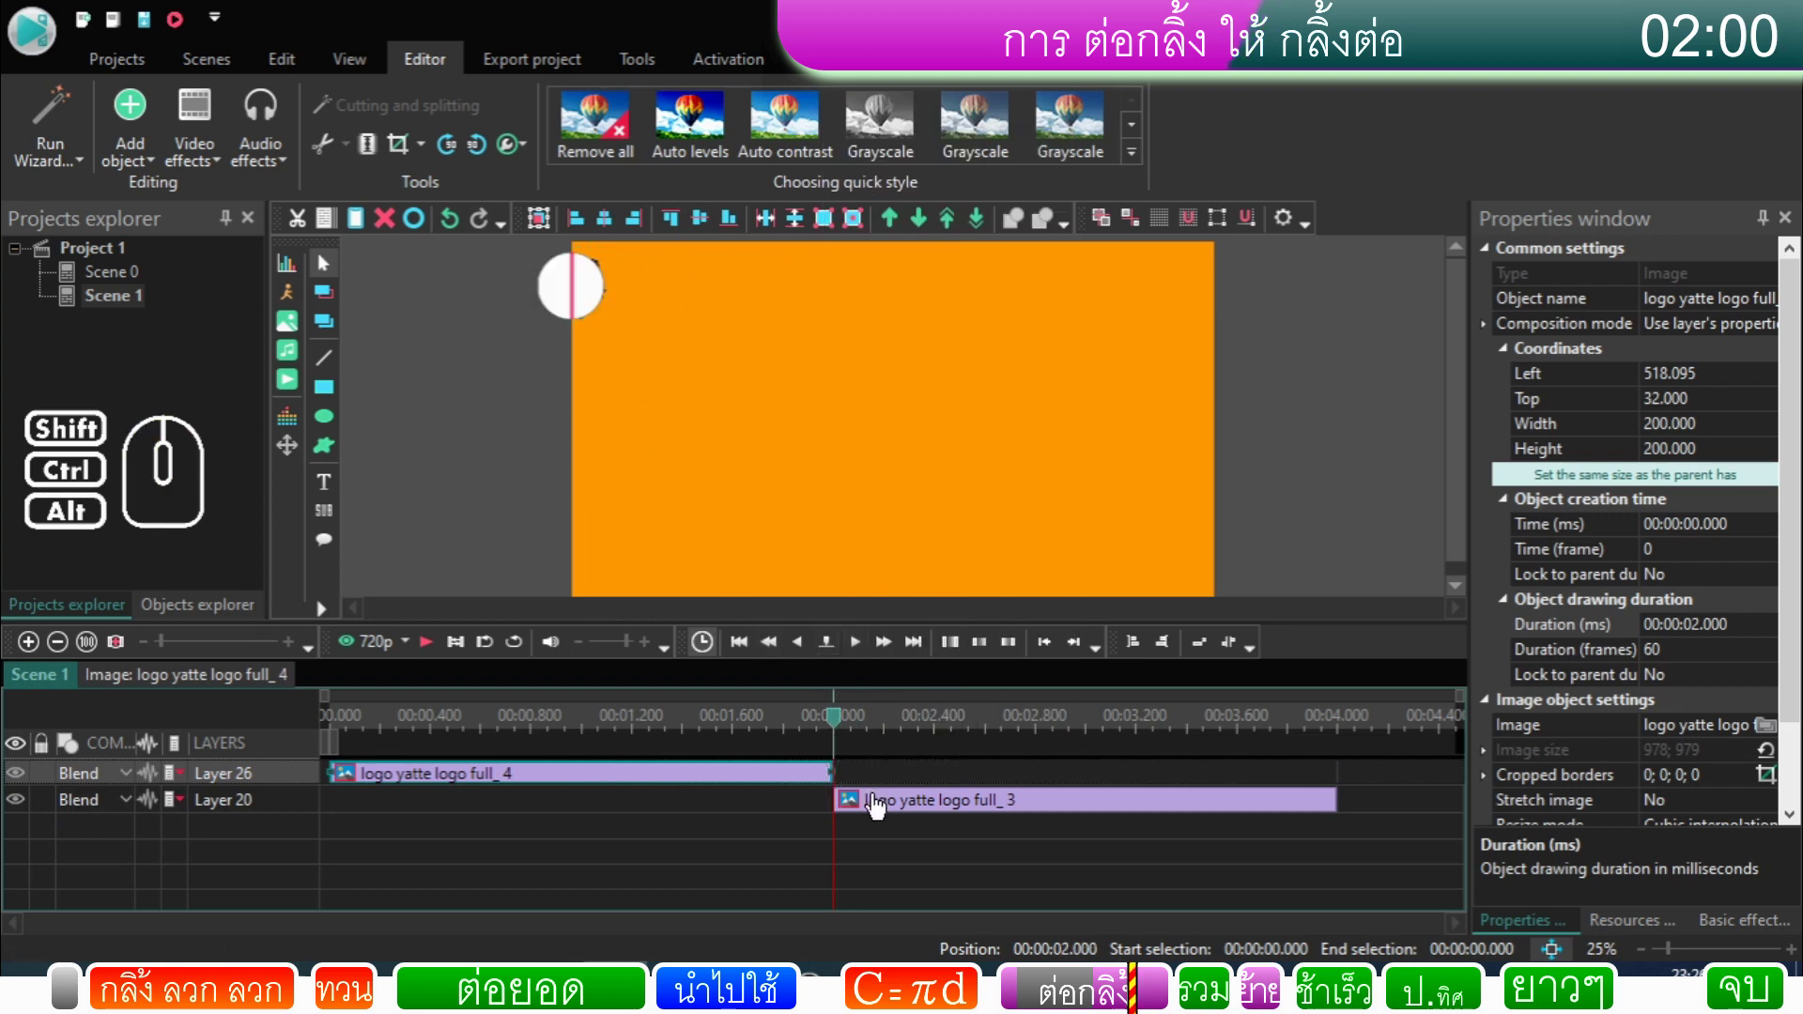
left_click(833, 784)
left_click(822, 800)
left_click(827, 784)
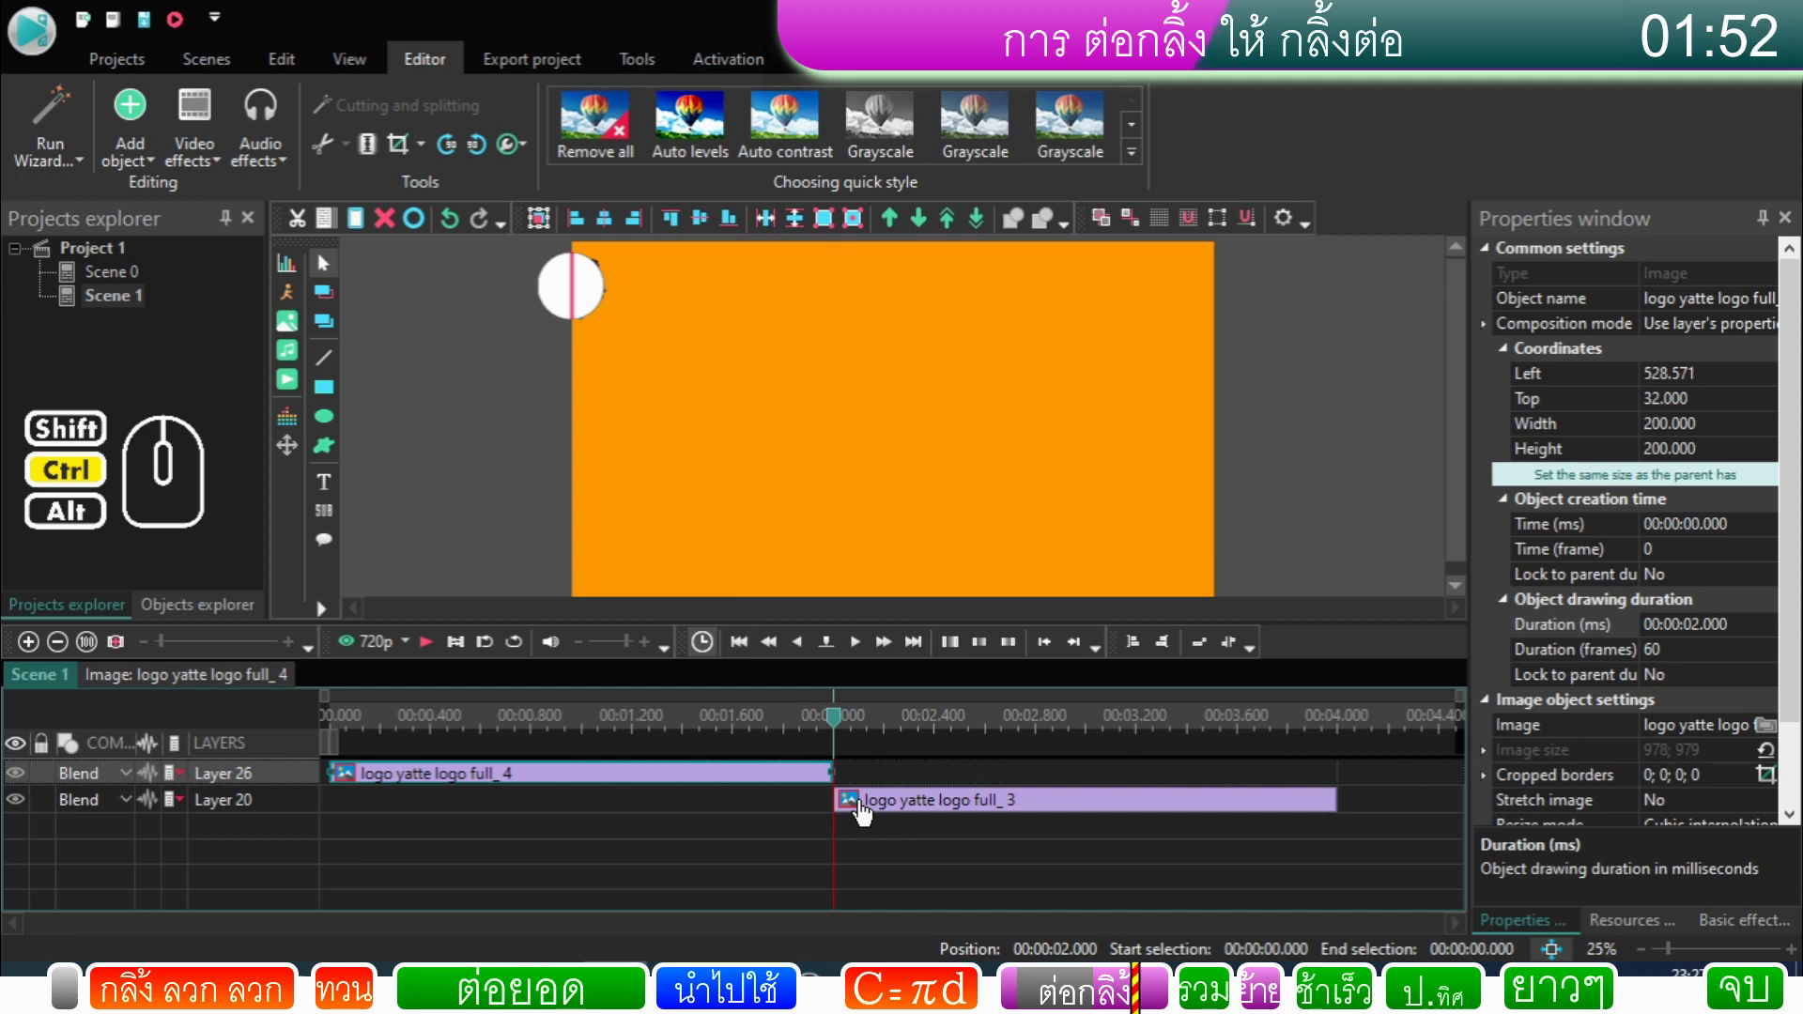
left_click(869, 812)
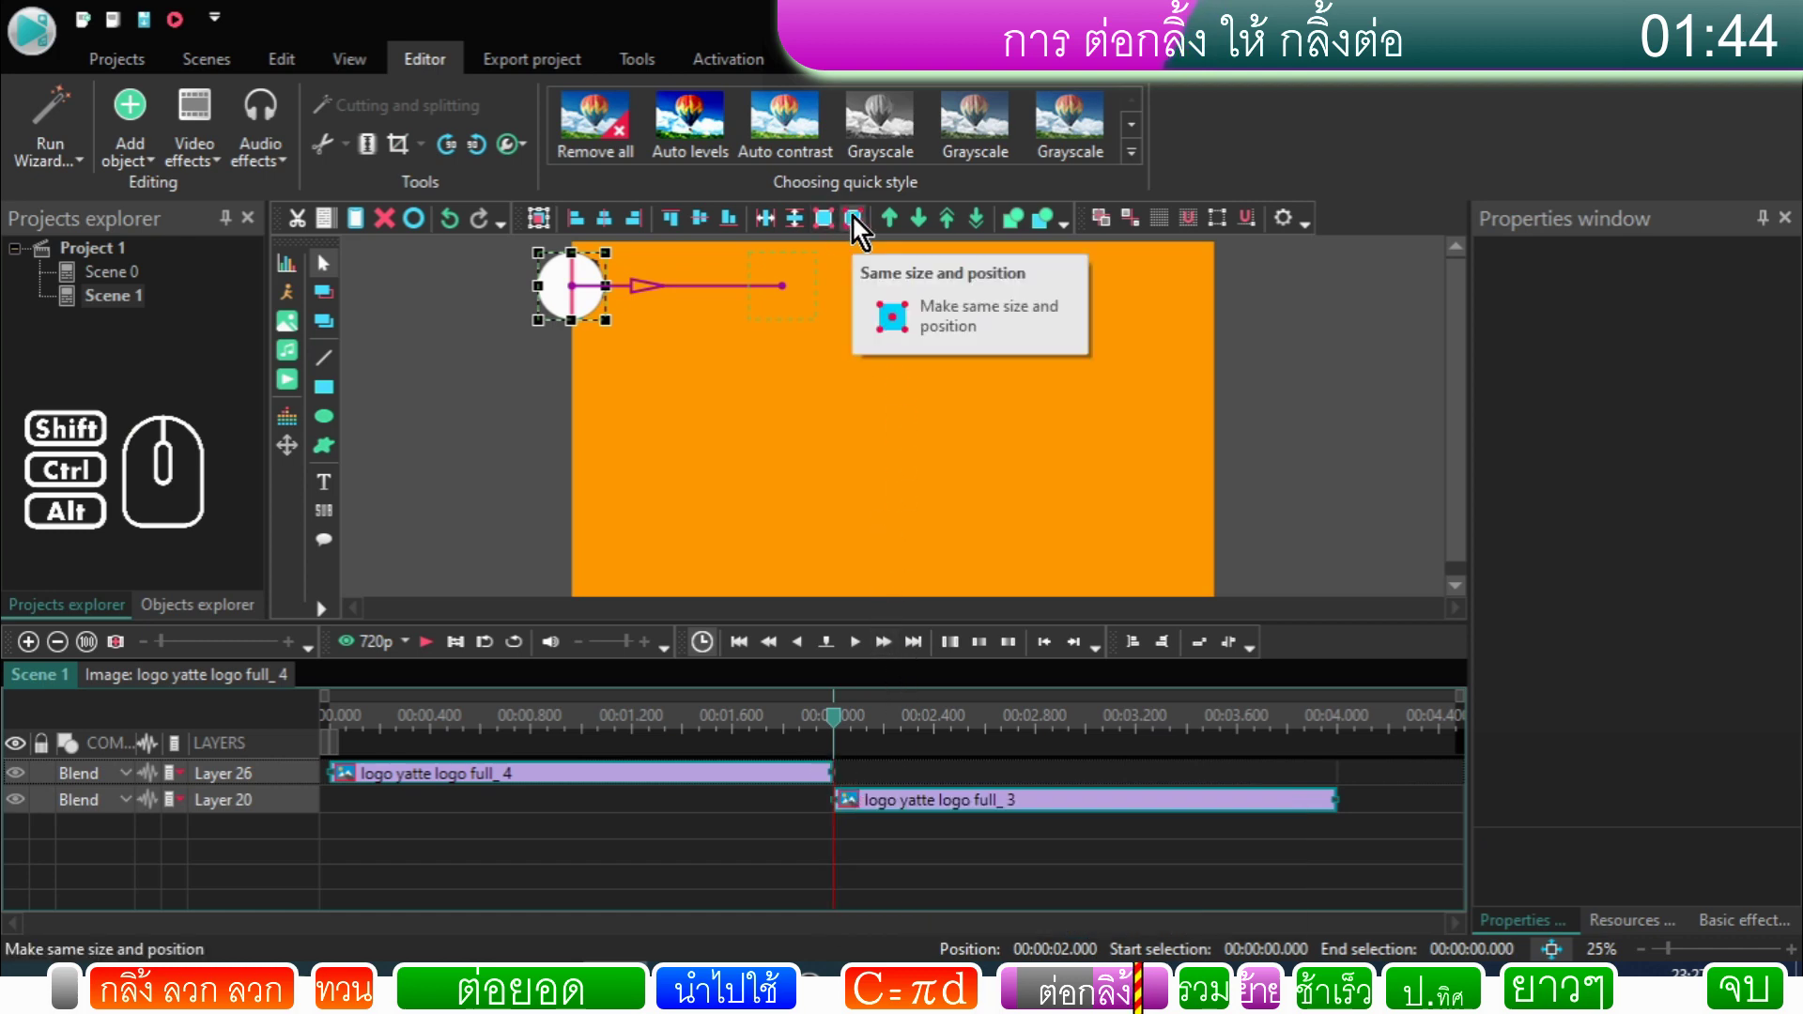
left_click(857, 225)
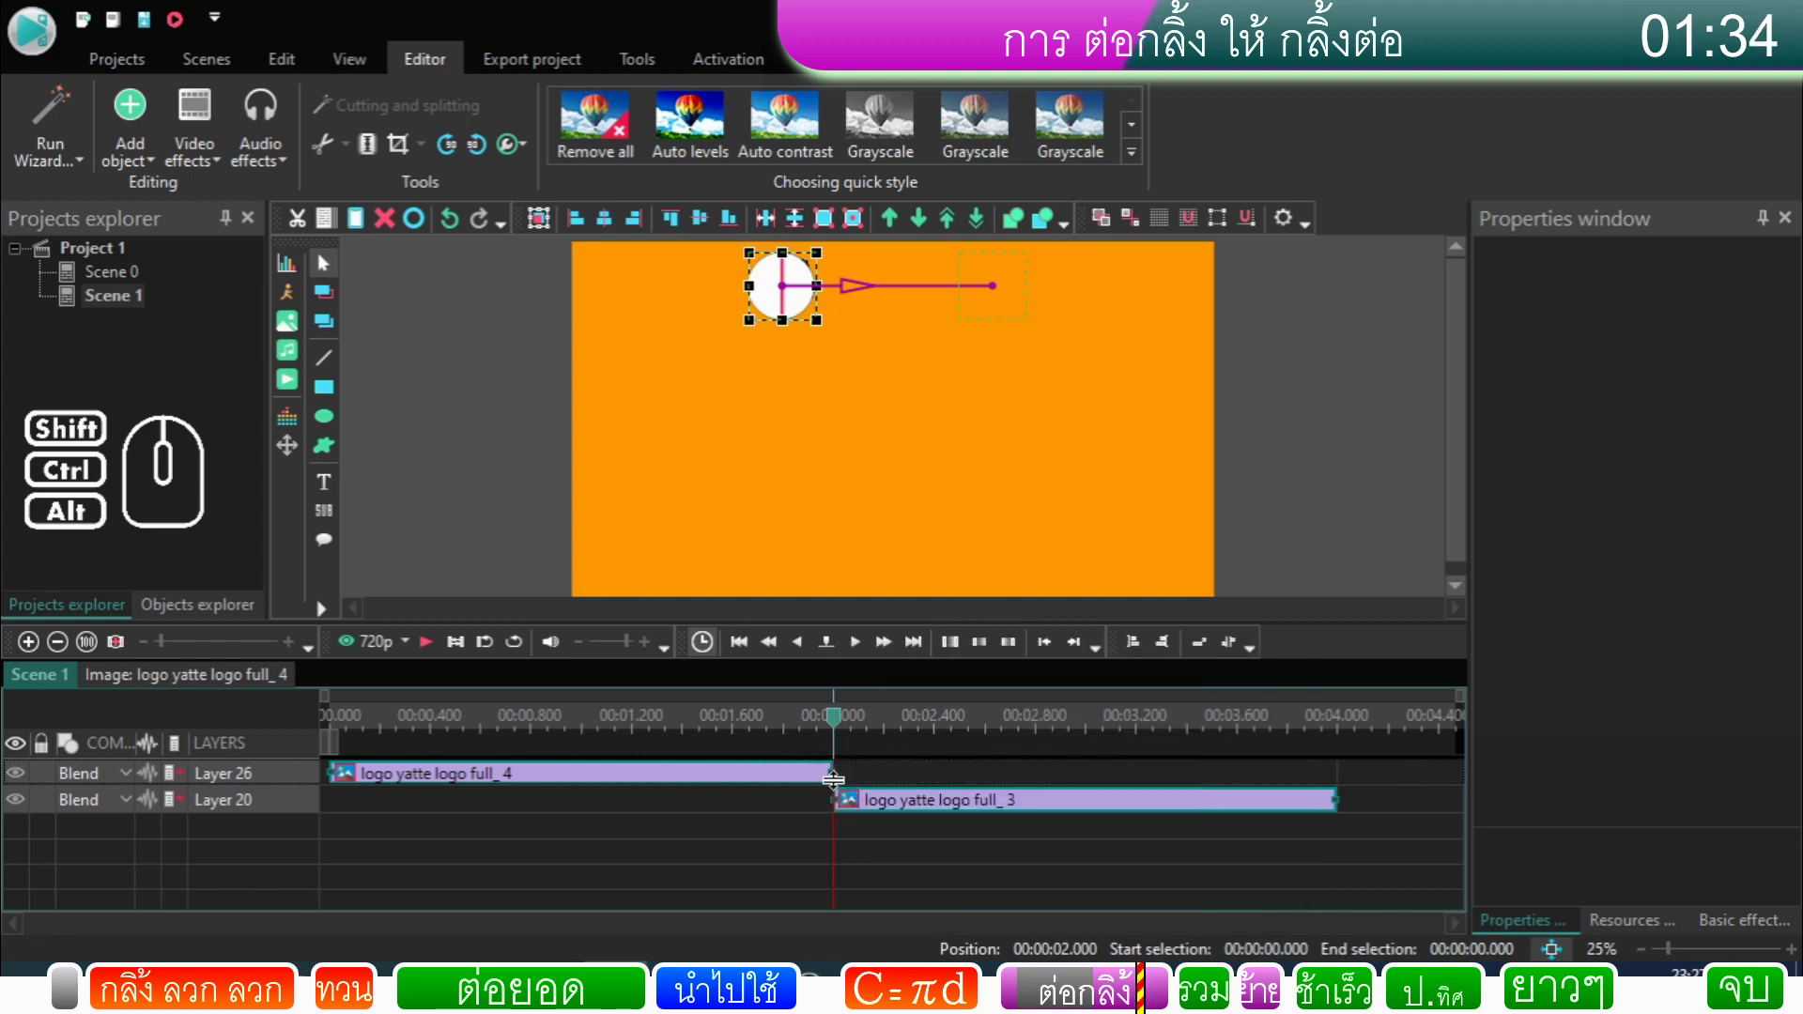
Step: Preview, then duplicate full_3 as logo yatte logo full_5 on a new layer
left_click_drag(841, 733, 237, 754)
left_click(433, 658)
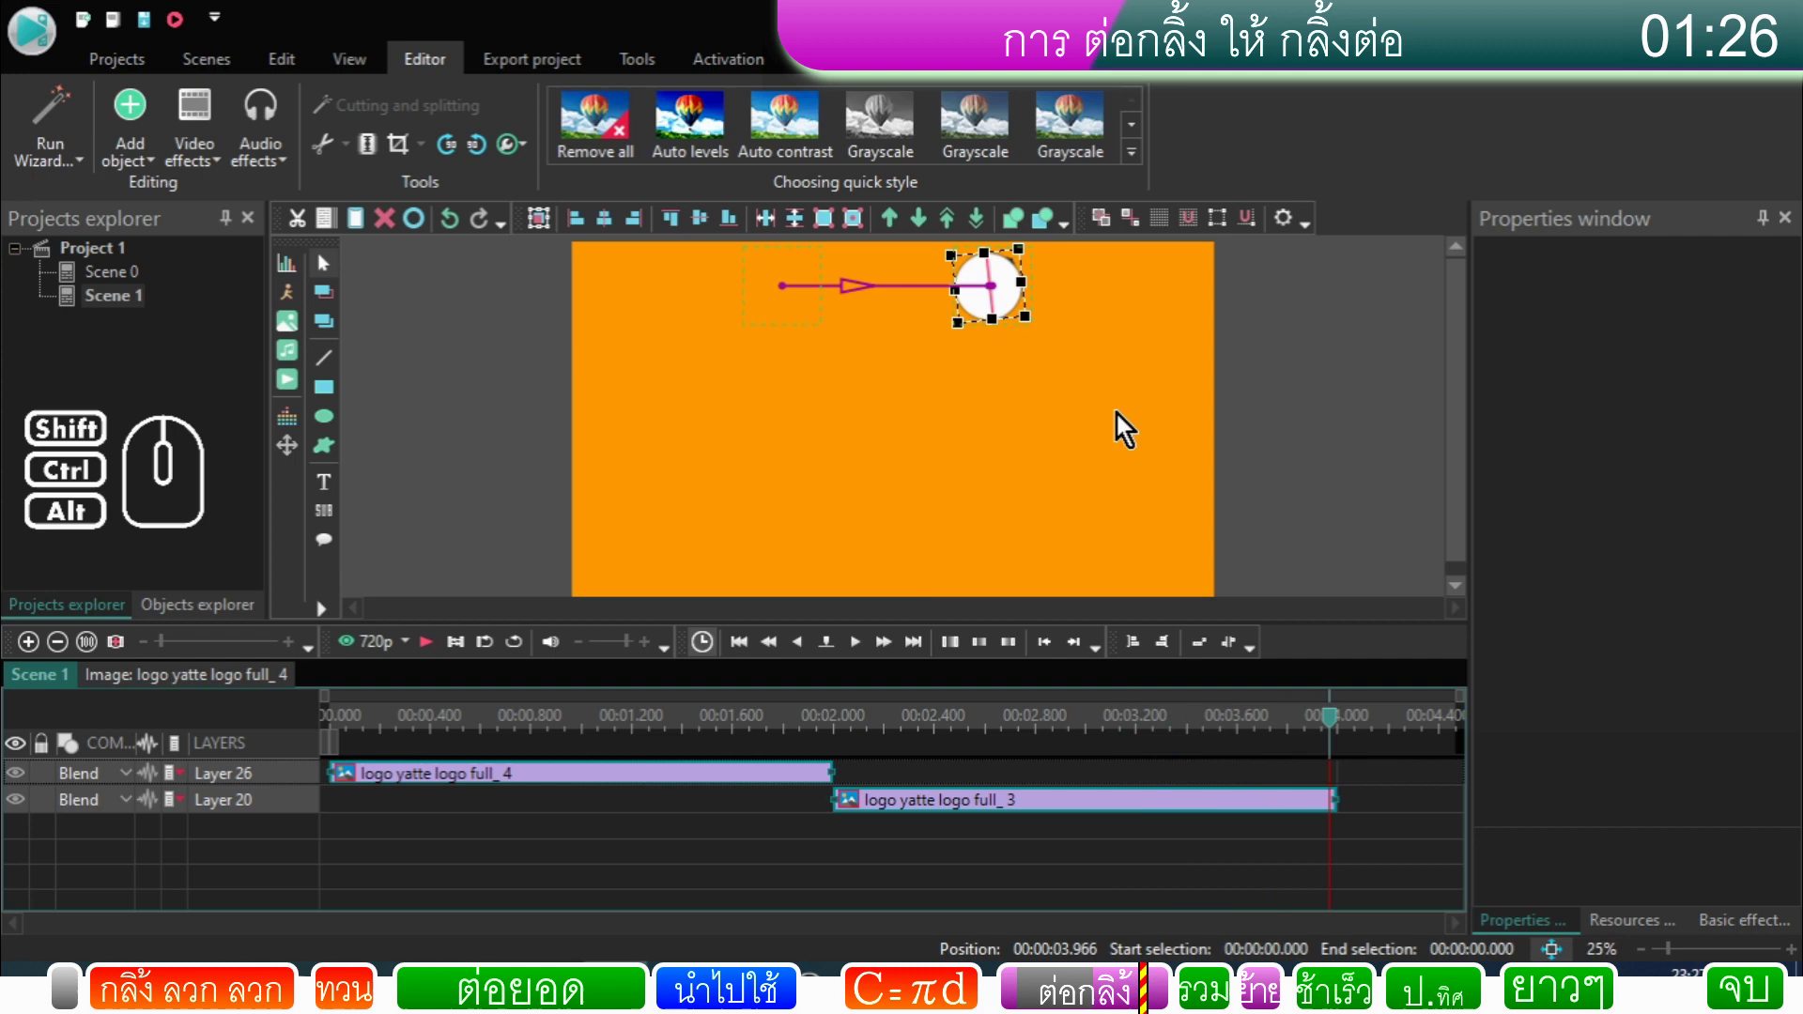
left_click(866, 779)
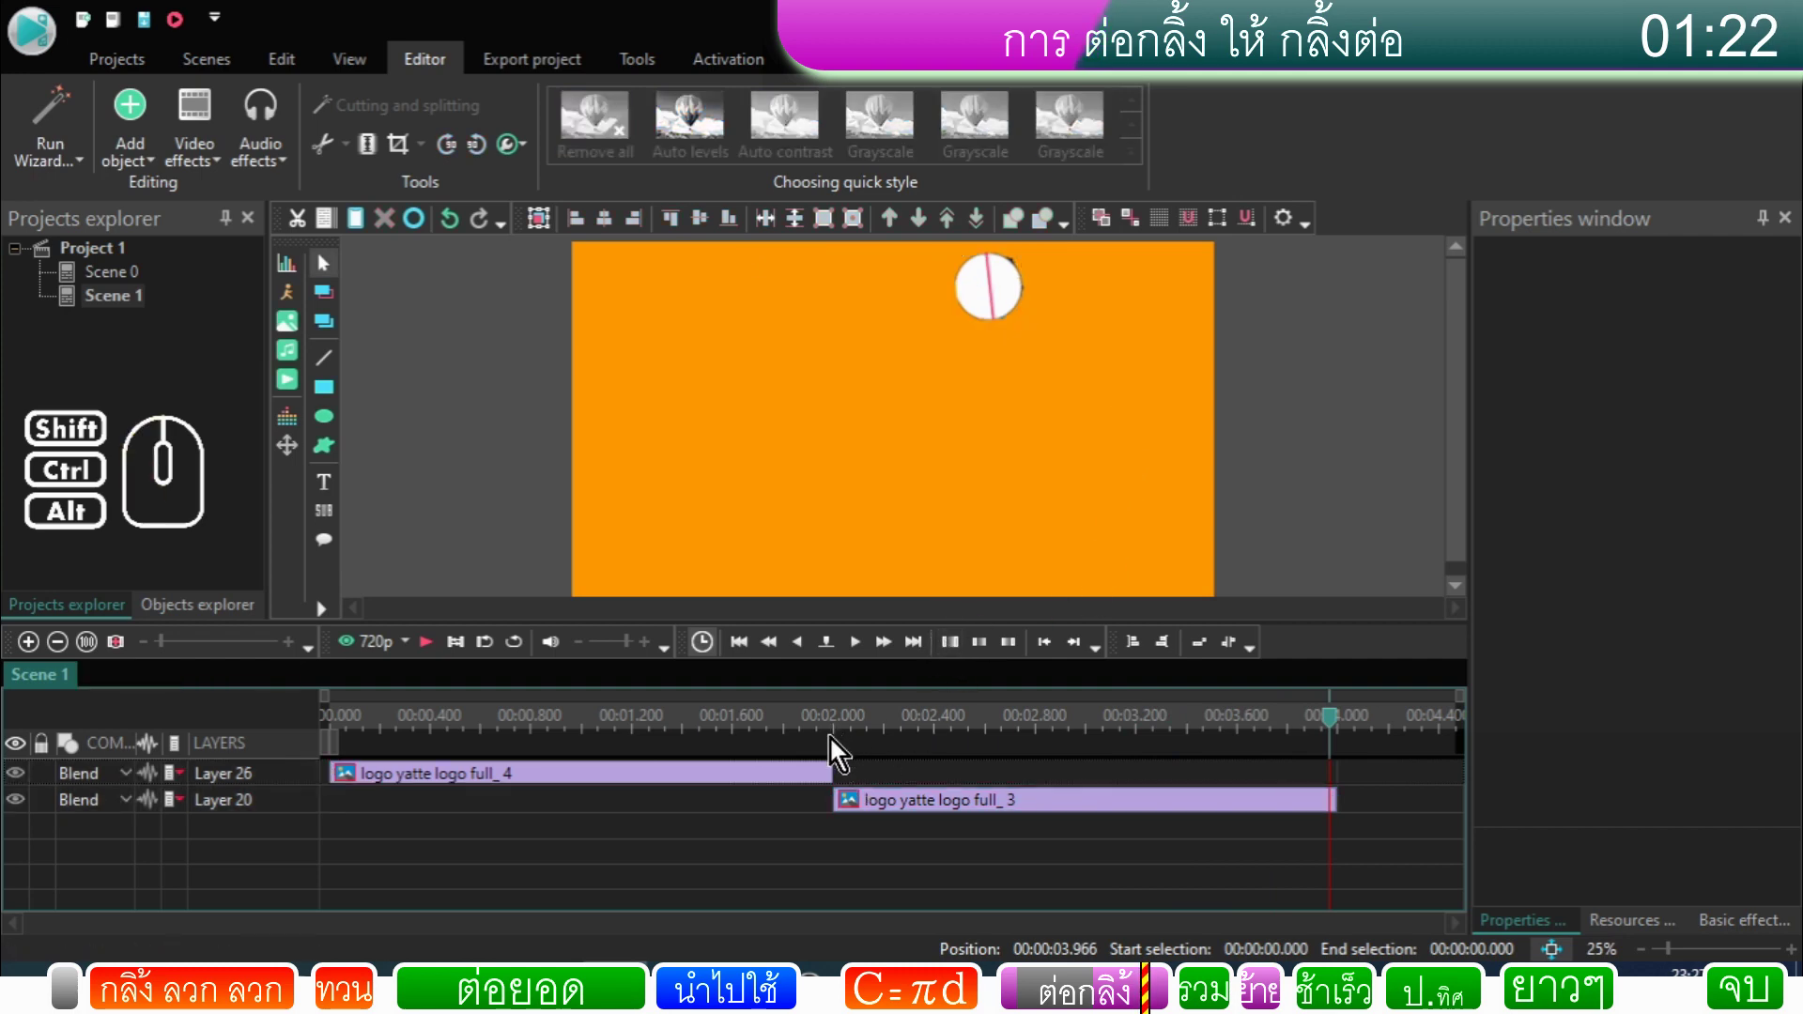
left_click(902, 812)
left_click(340, 232)
left_click(362, 230)
left_click(961, 888)
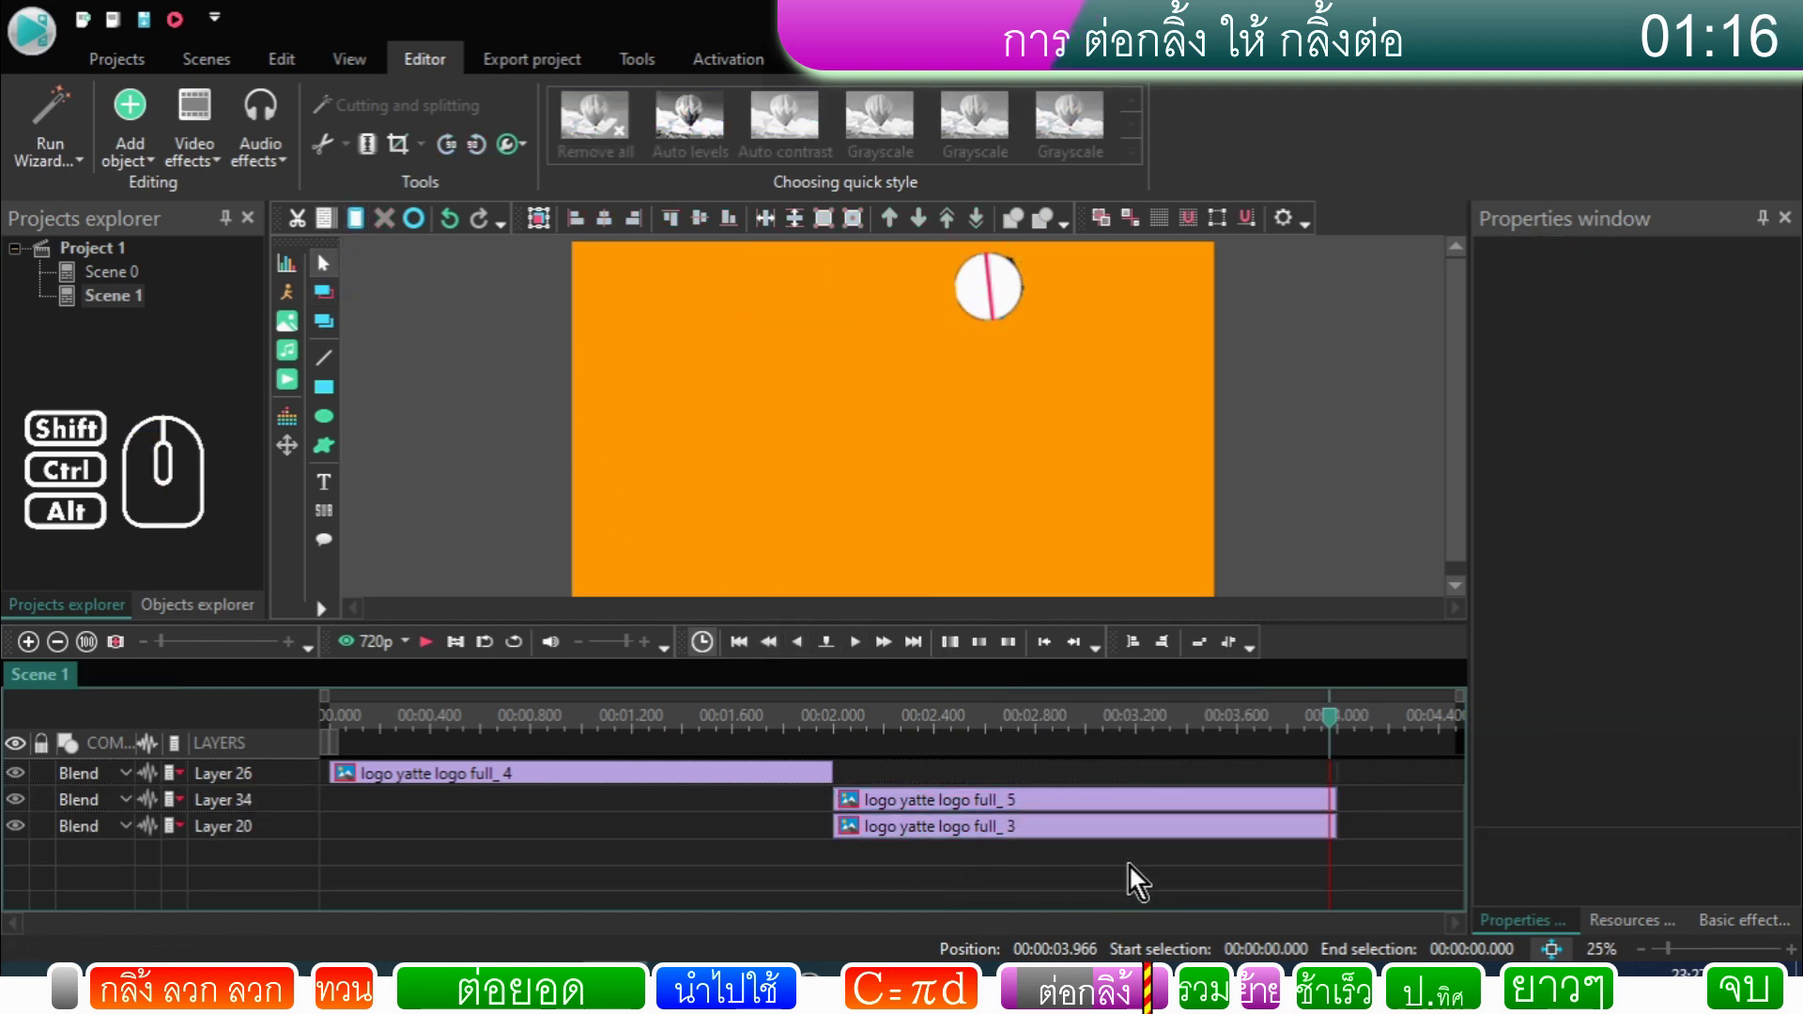
Step: Sequence the overlapping clips with Set blocks order and check the copy's end frame
left_click_drag(1169, 875, 1111, 804)
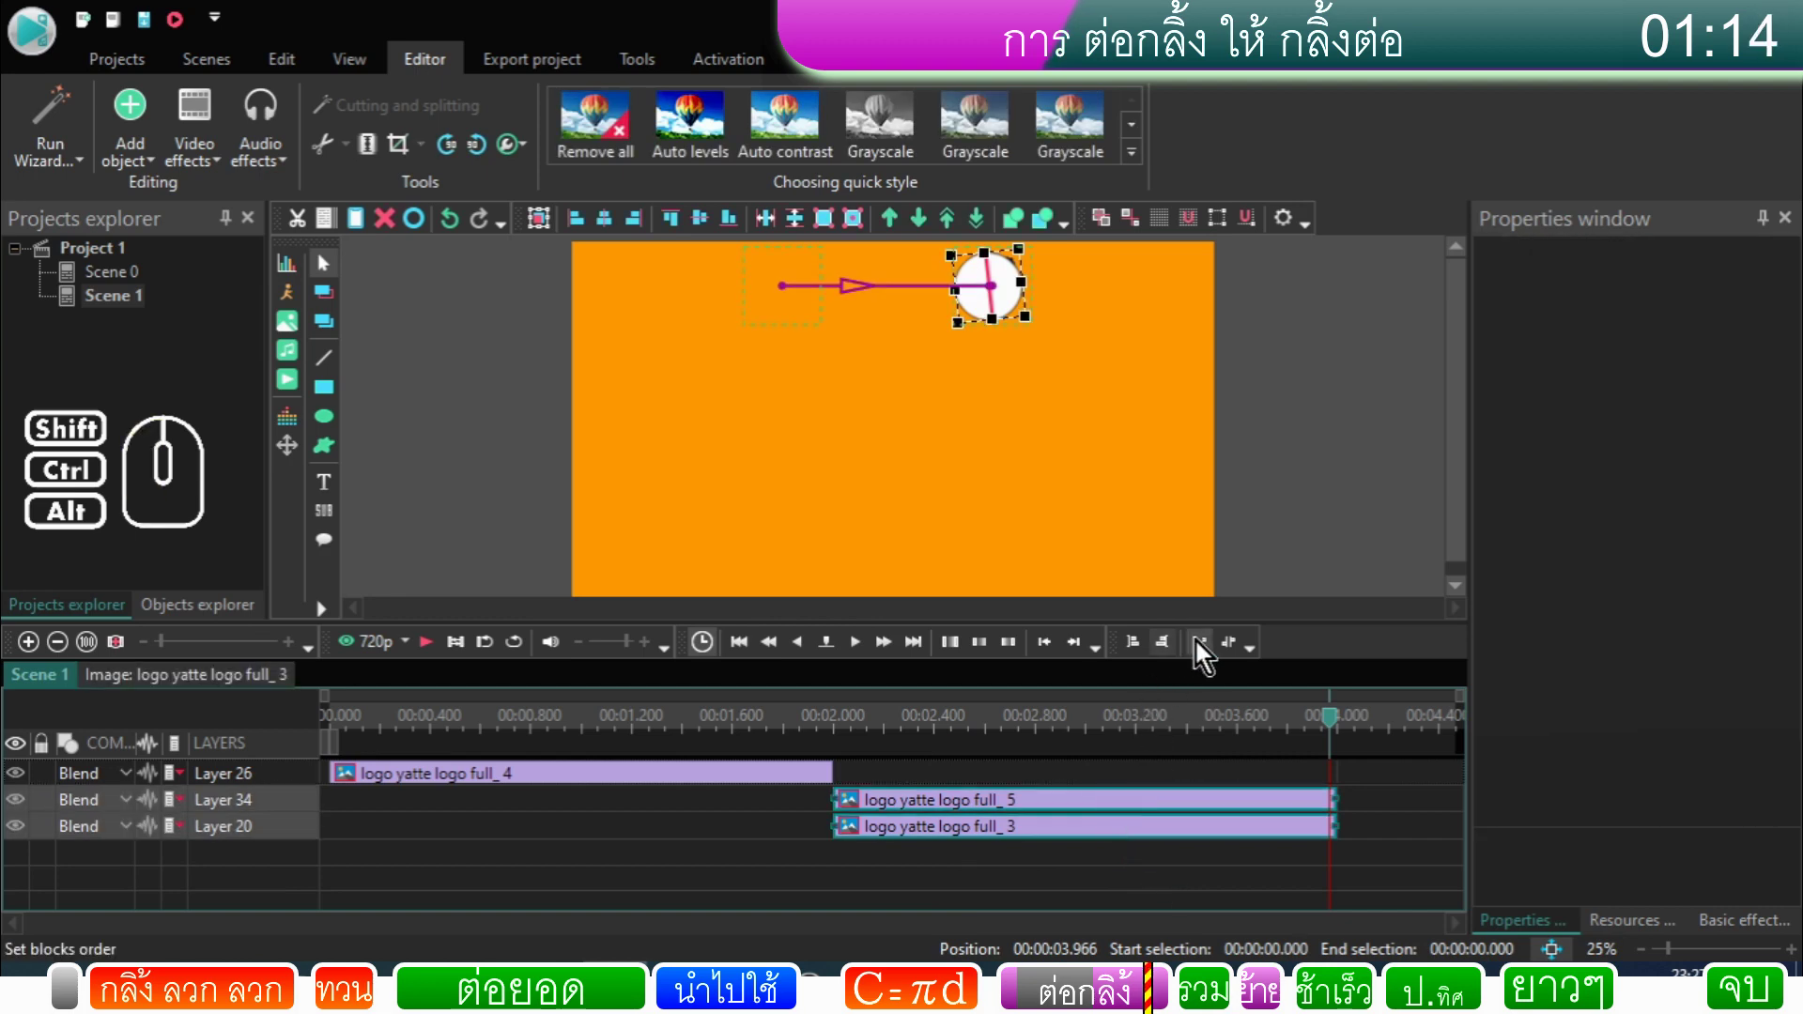
left_click(1203, 651)
left_click(1025, 887)
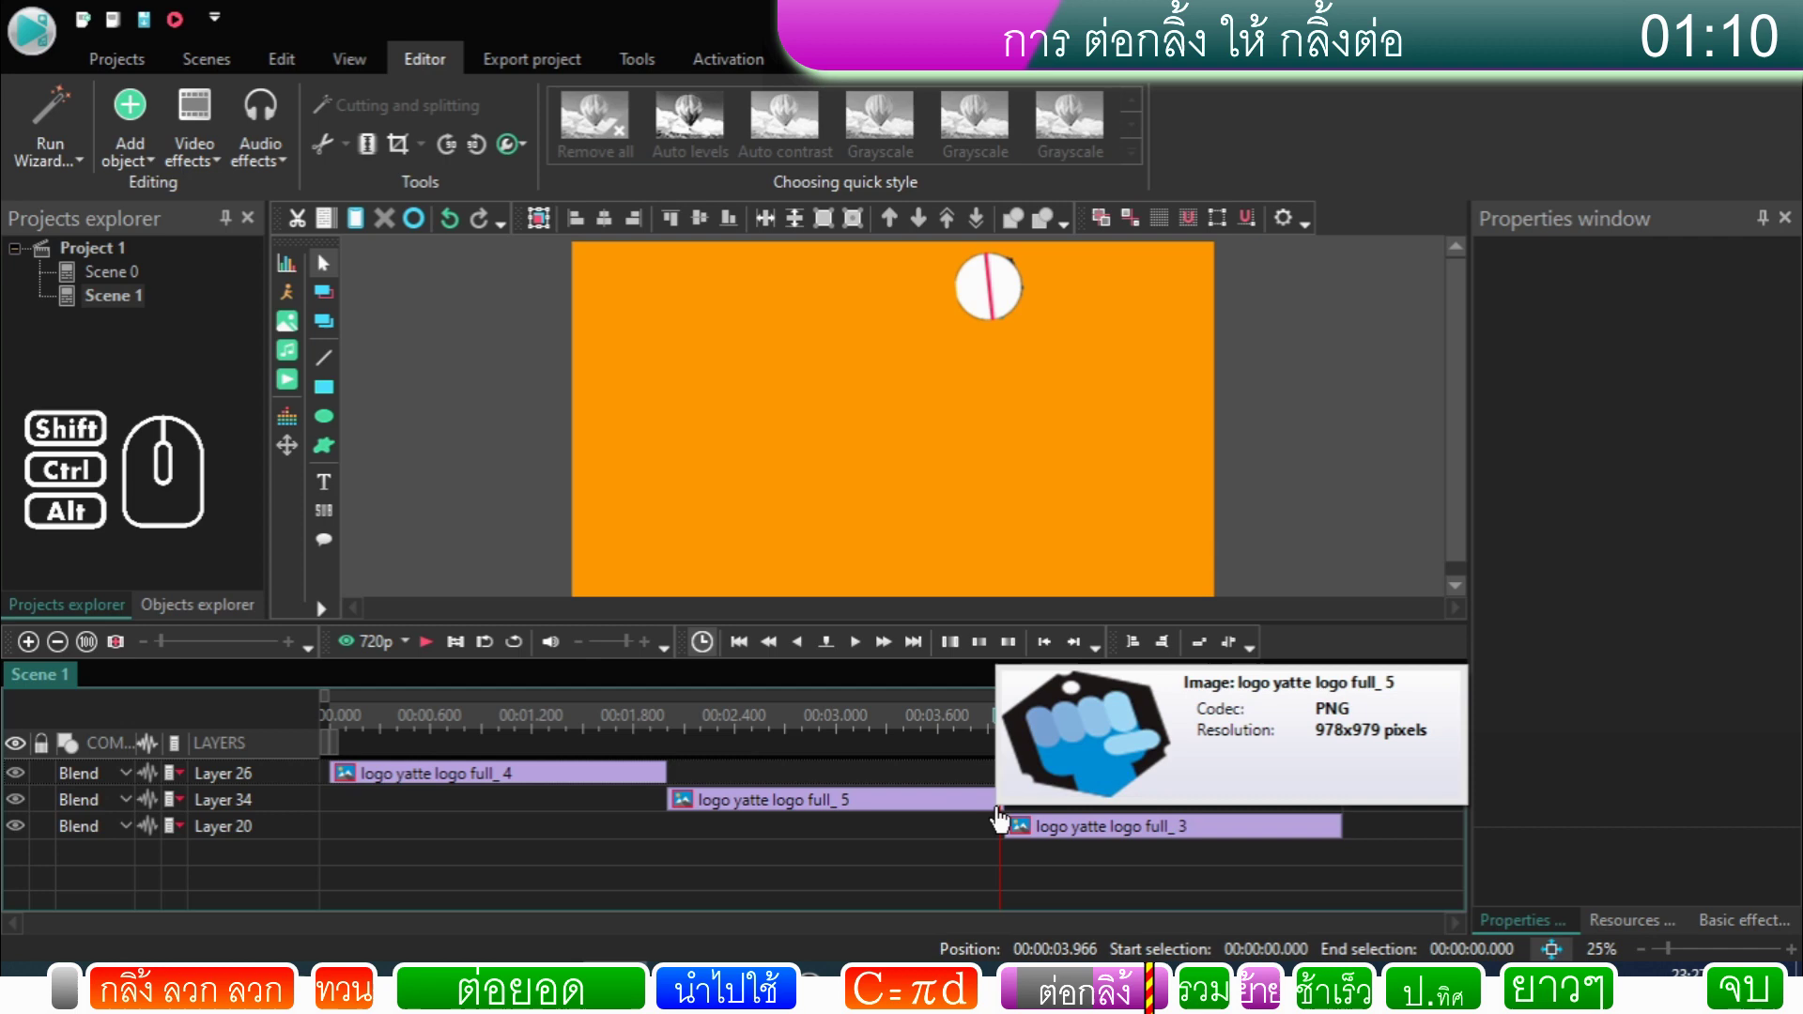
left_click(1002, 815)
right_click(1002, 816)
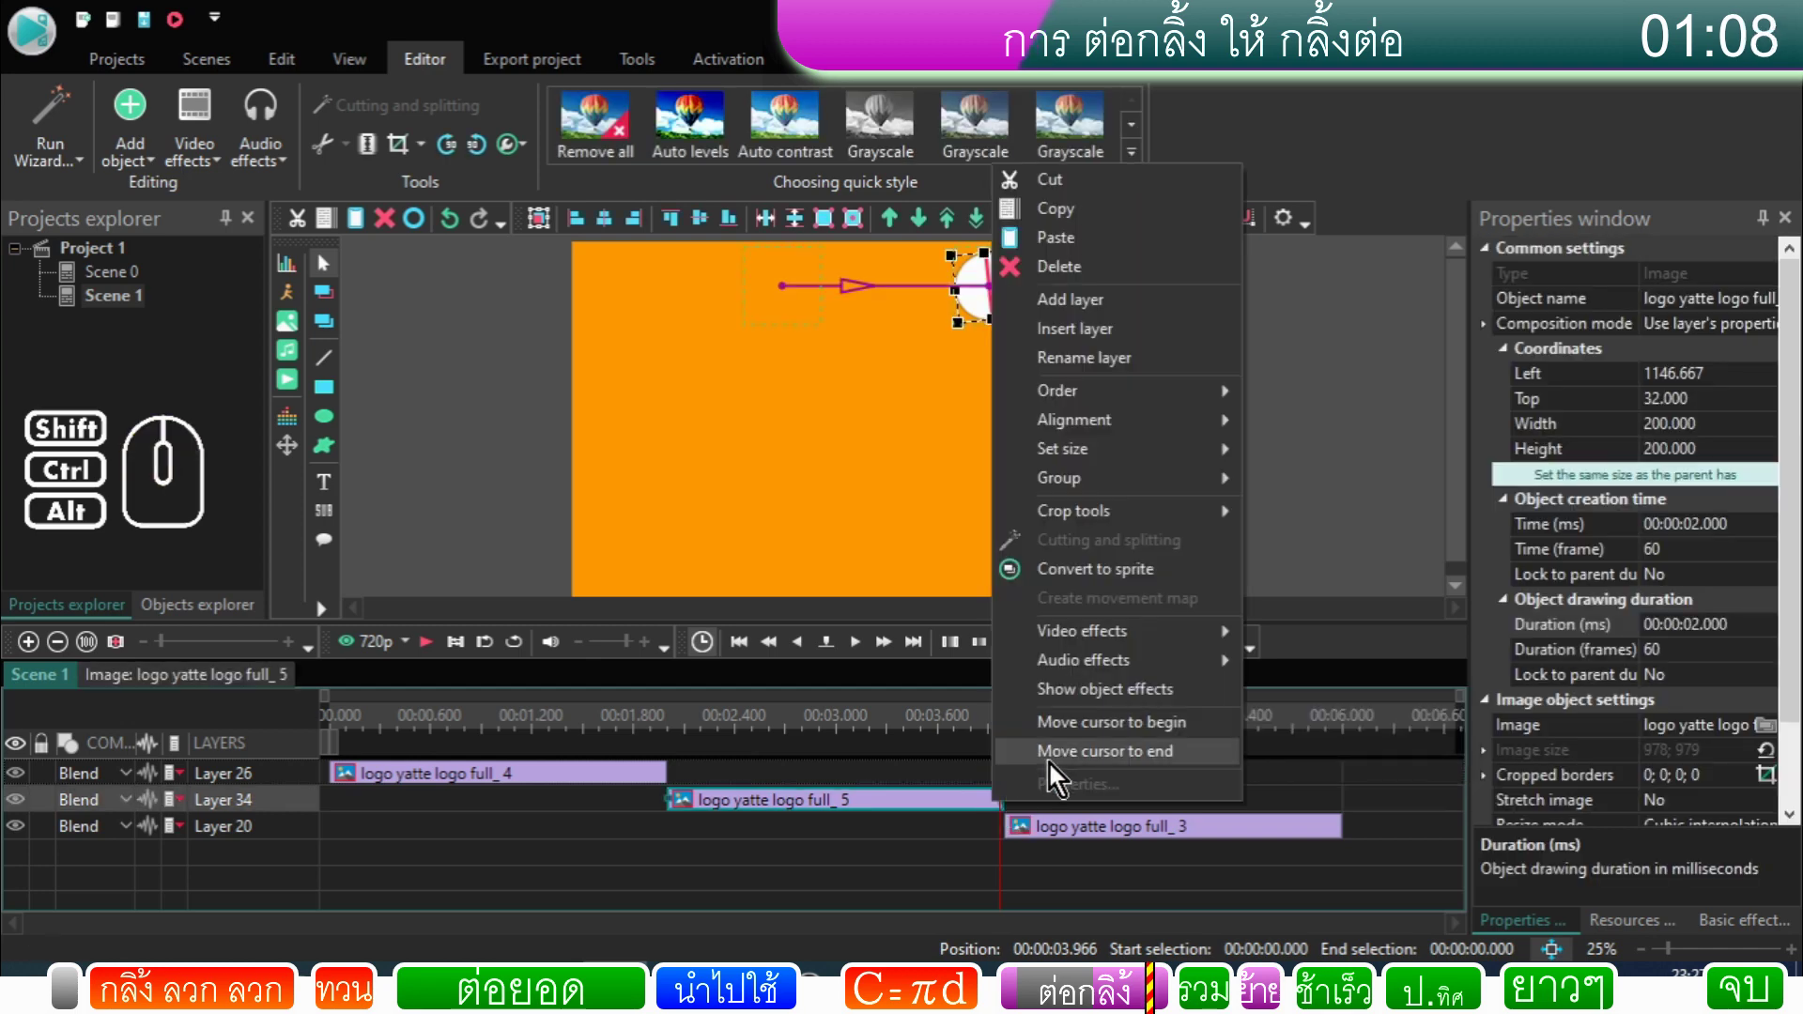
left_click(1058, 766)
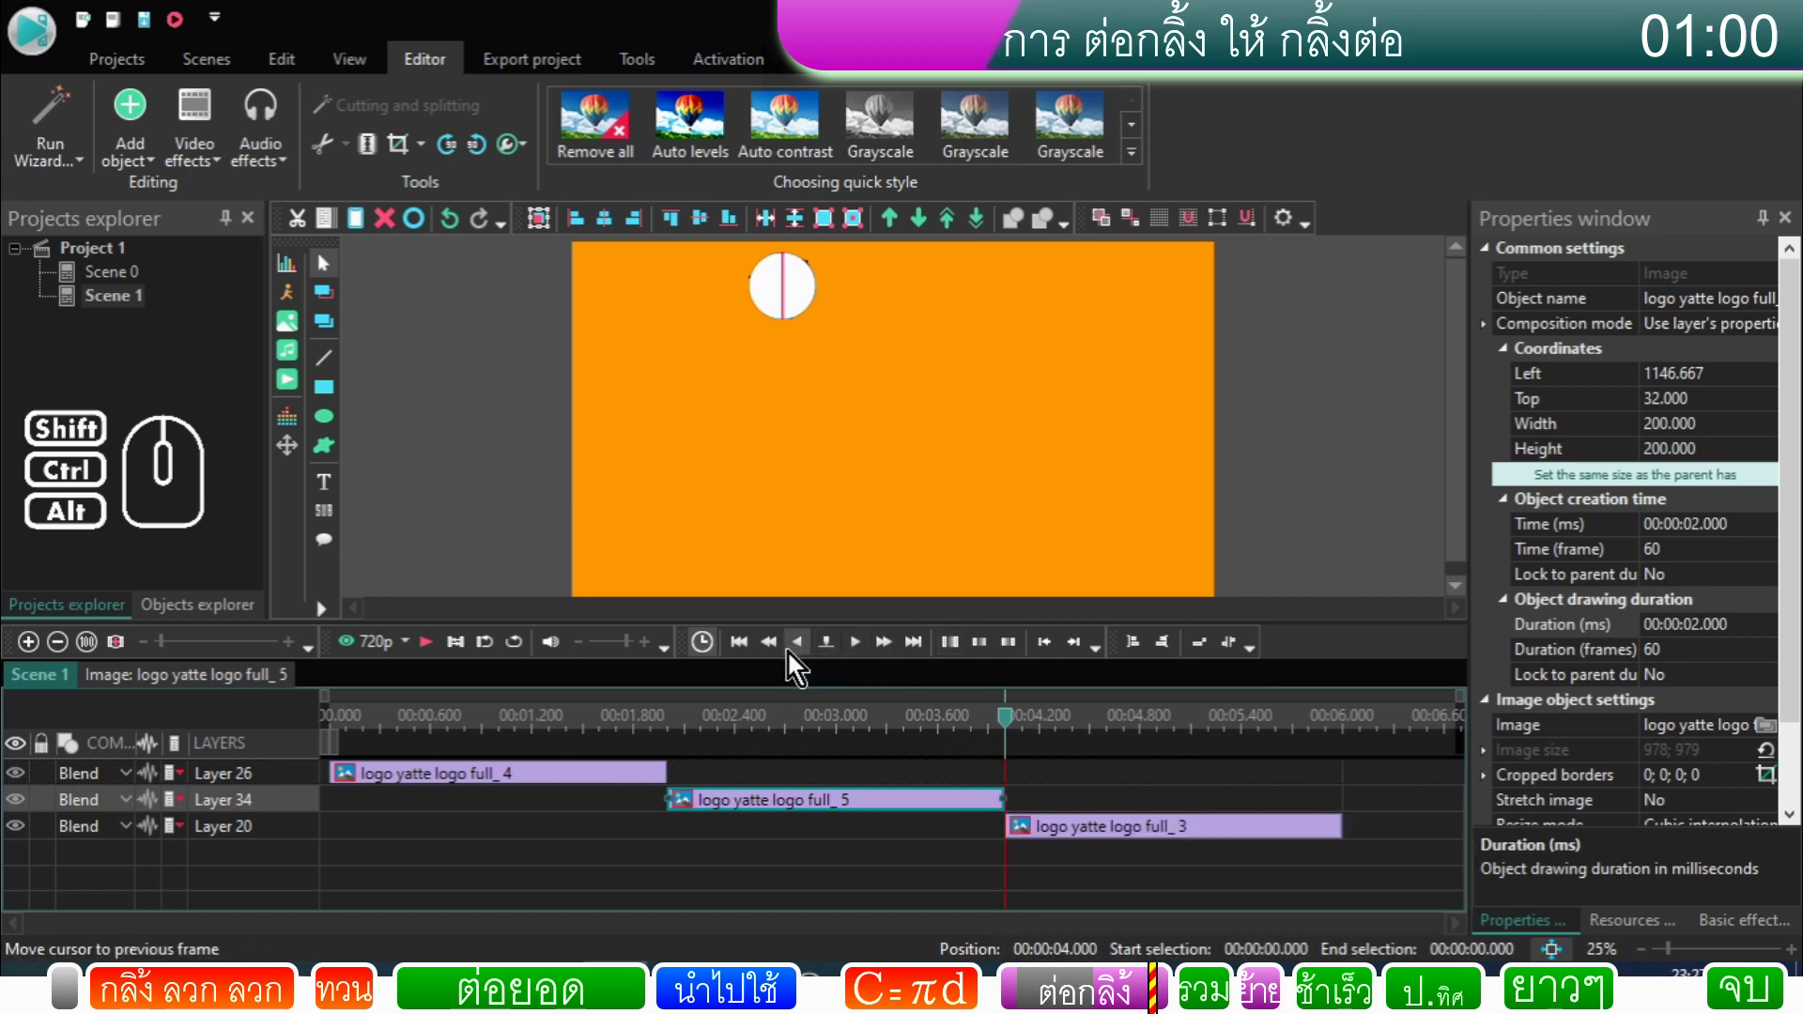
left_click(964, 728)
left_click(934, 862)
Step: Select full_5 and full_3 and apply Make same size and position to the sprites
left_click(937, 807)
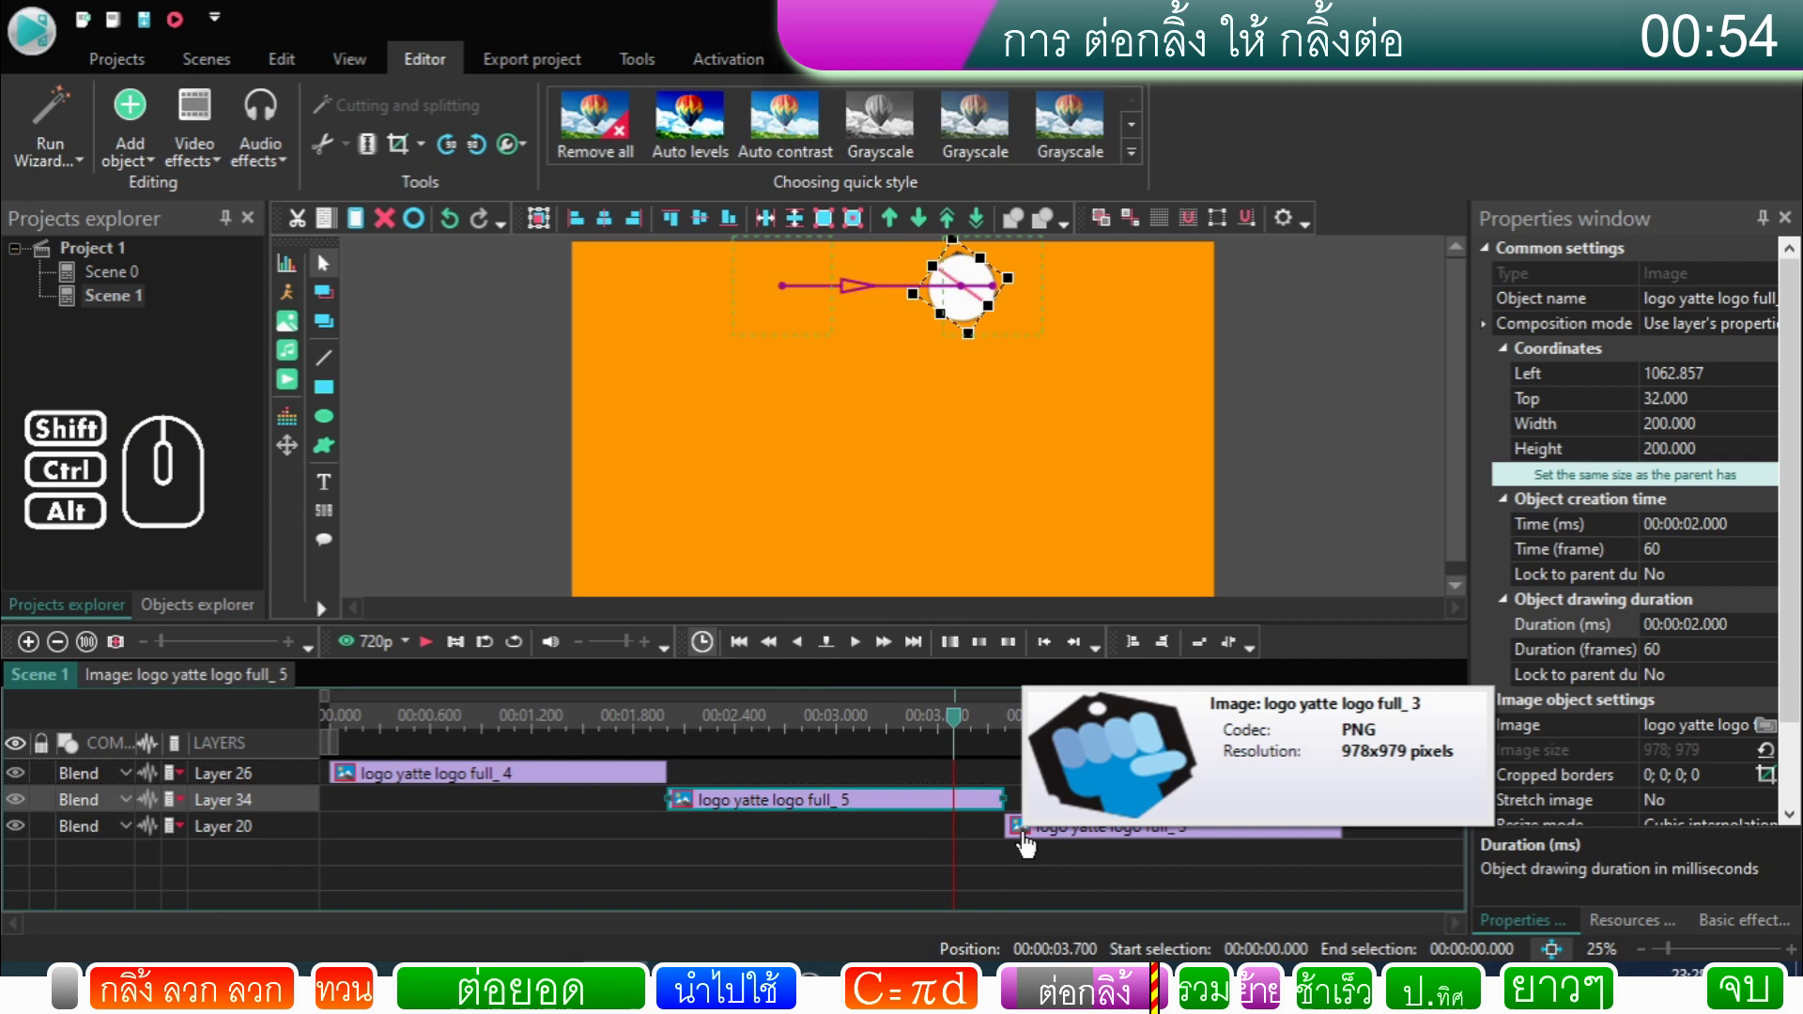
left_click(981, 815)
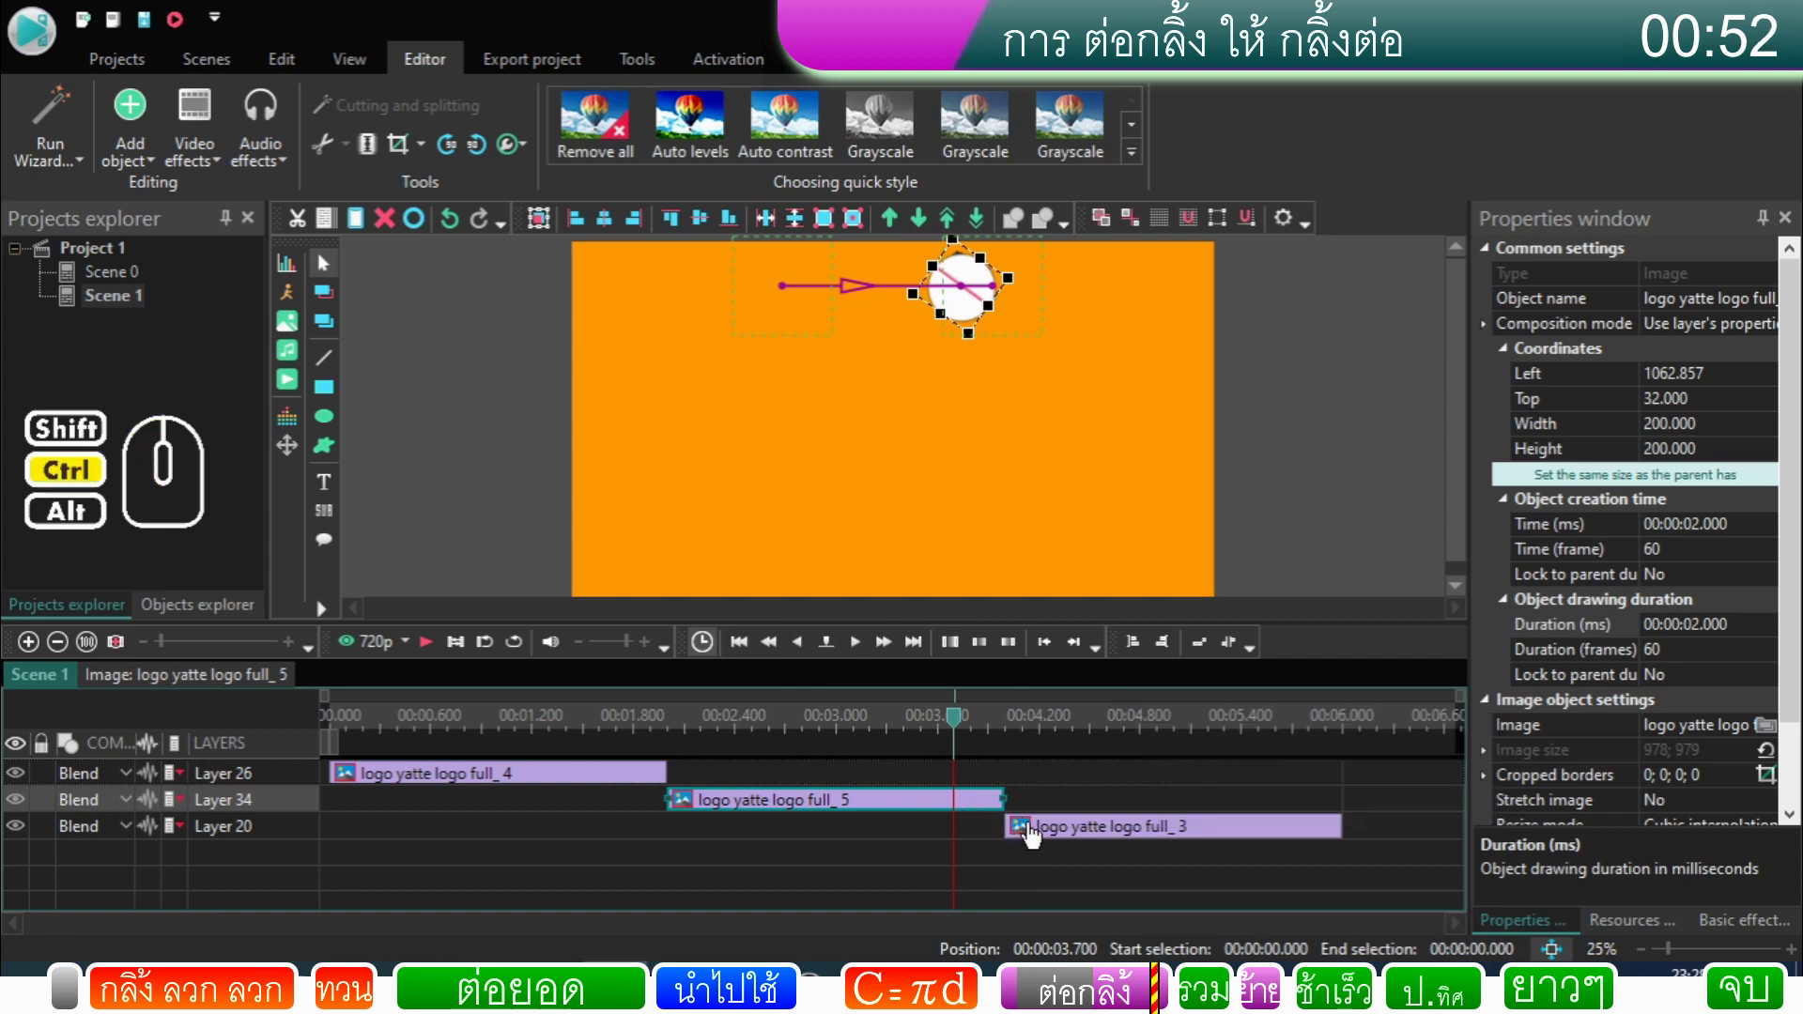
left_click(1036, 835)
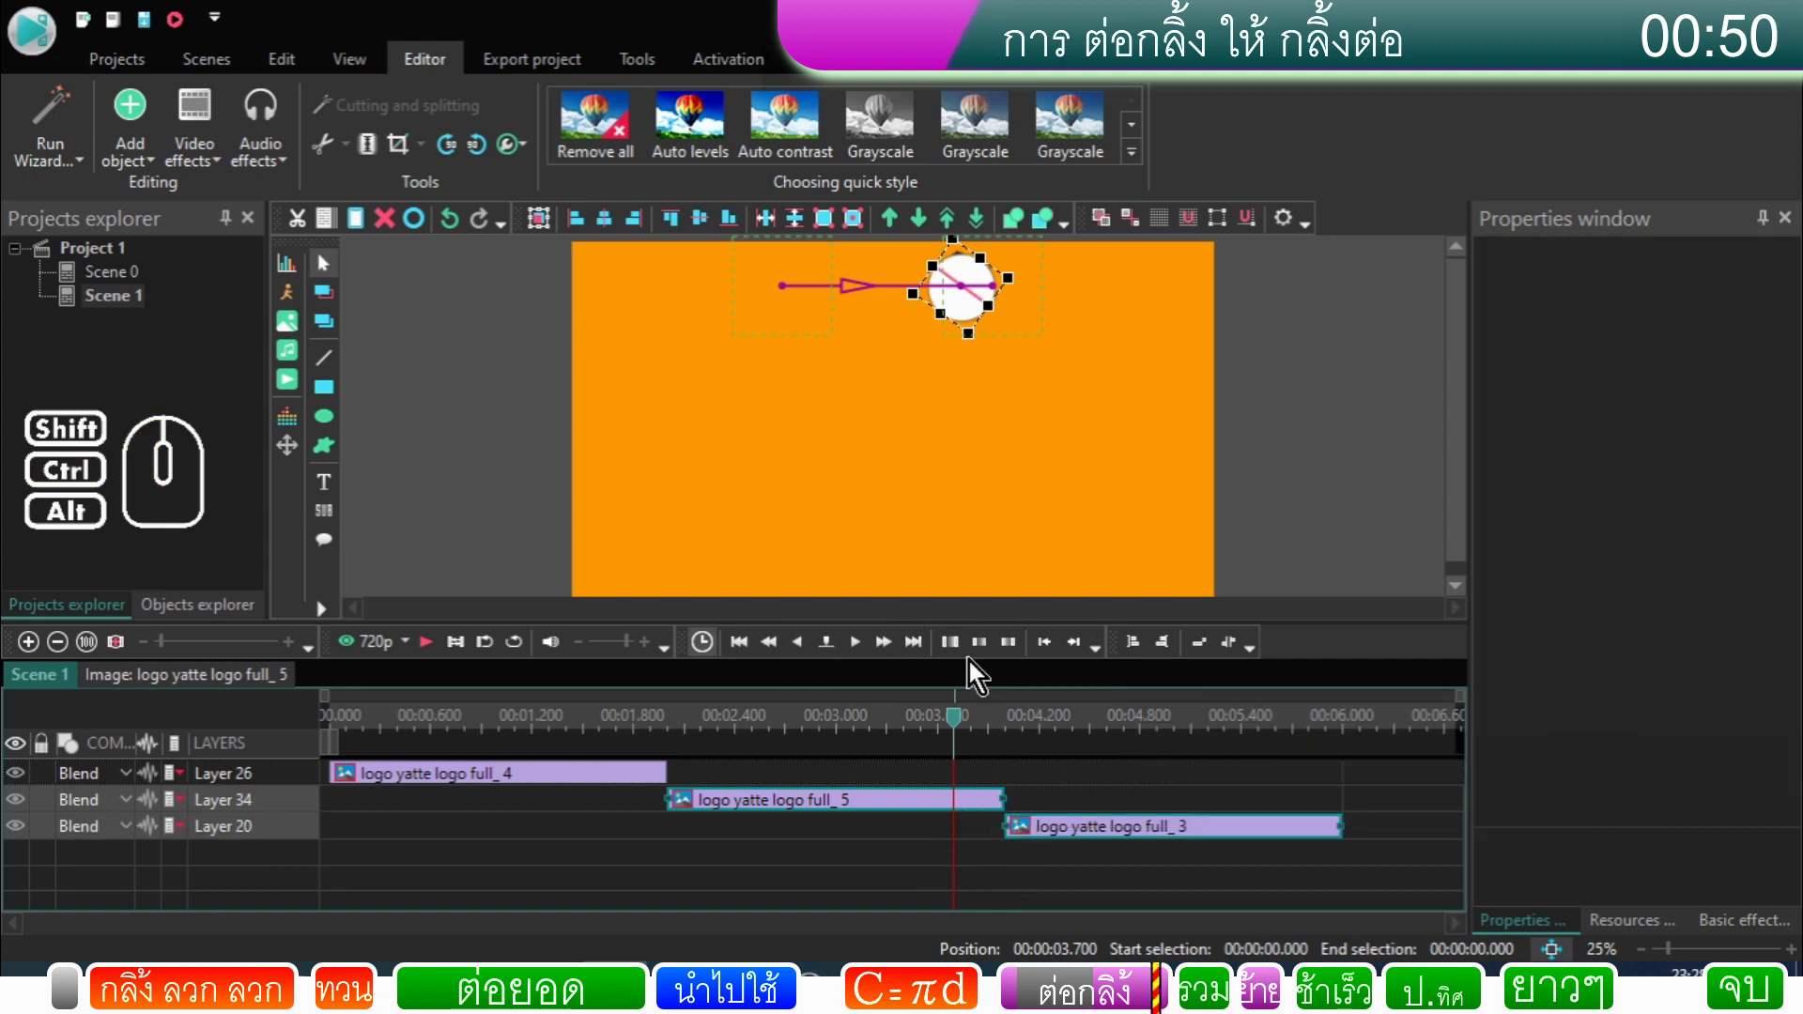
left_click(858, 227)
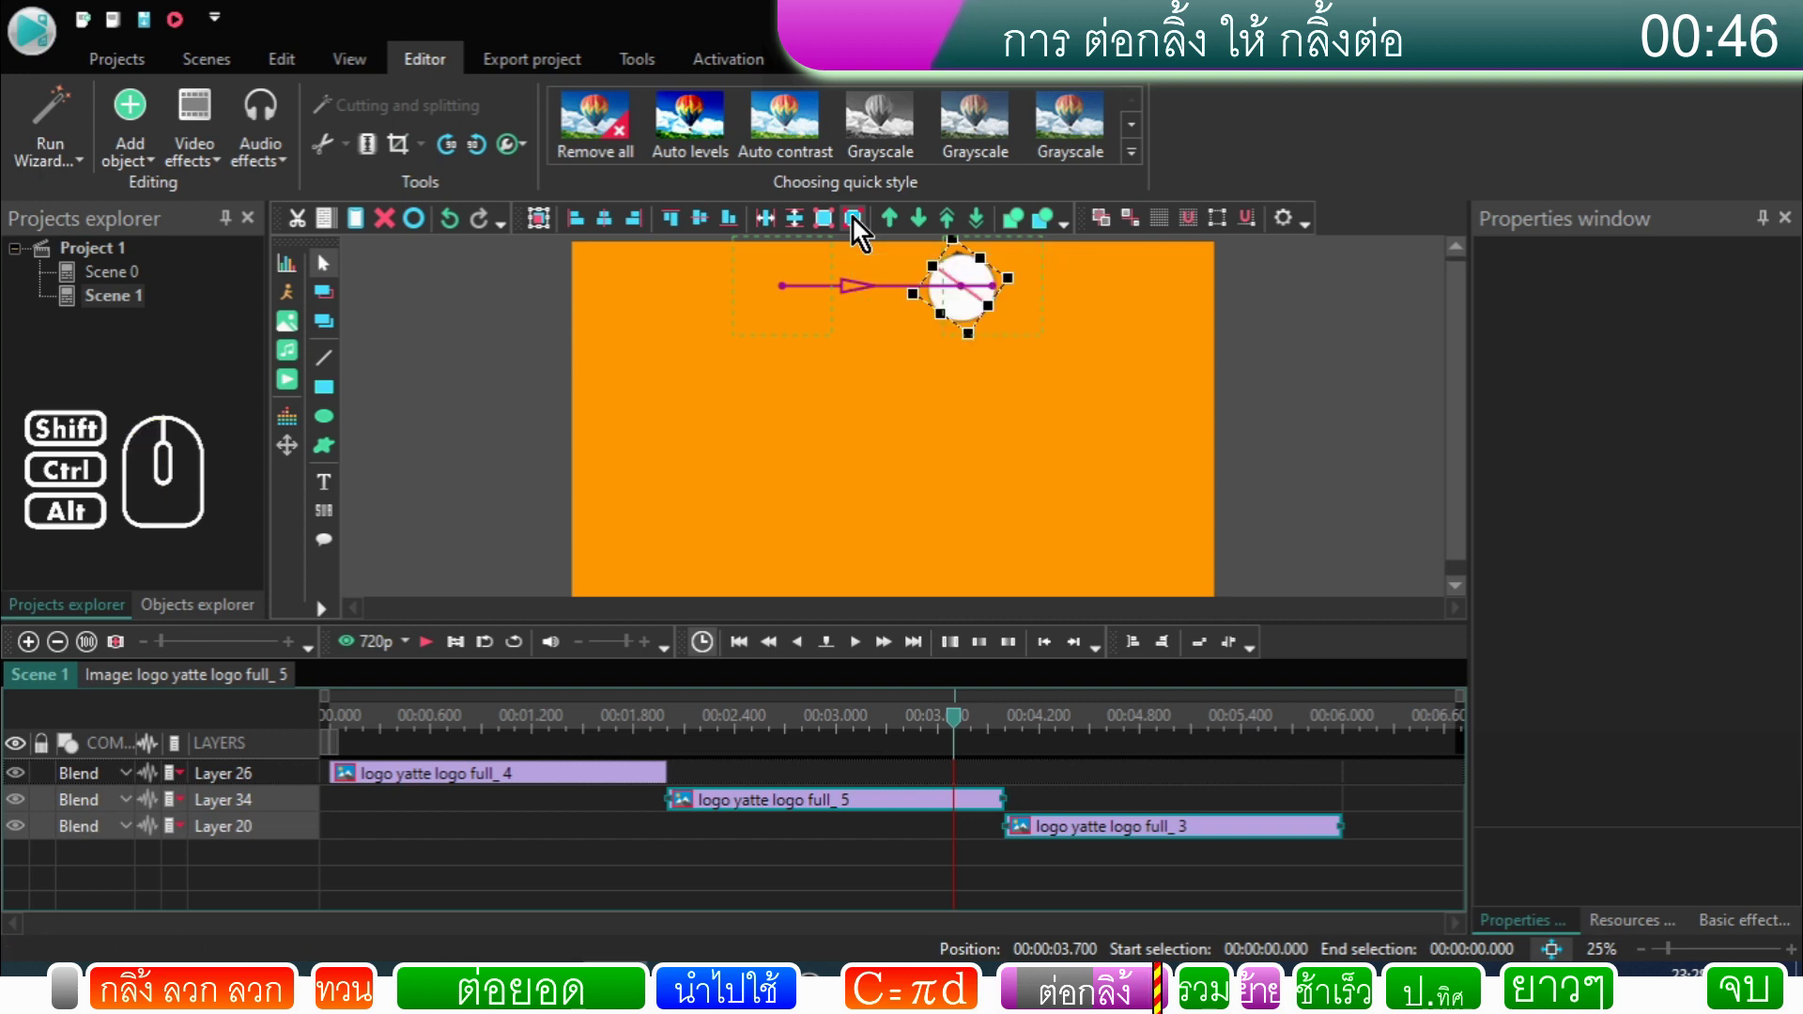
left_click(854, 223)
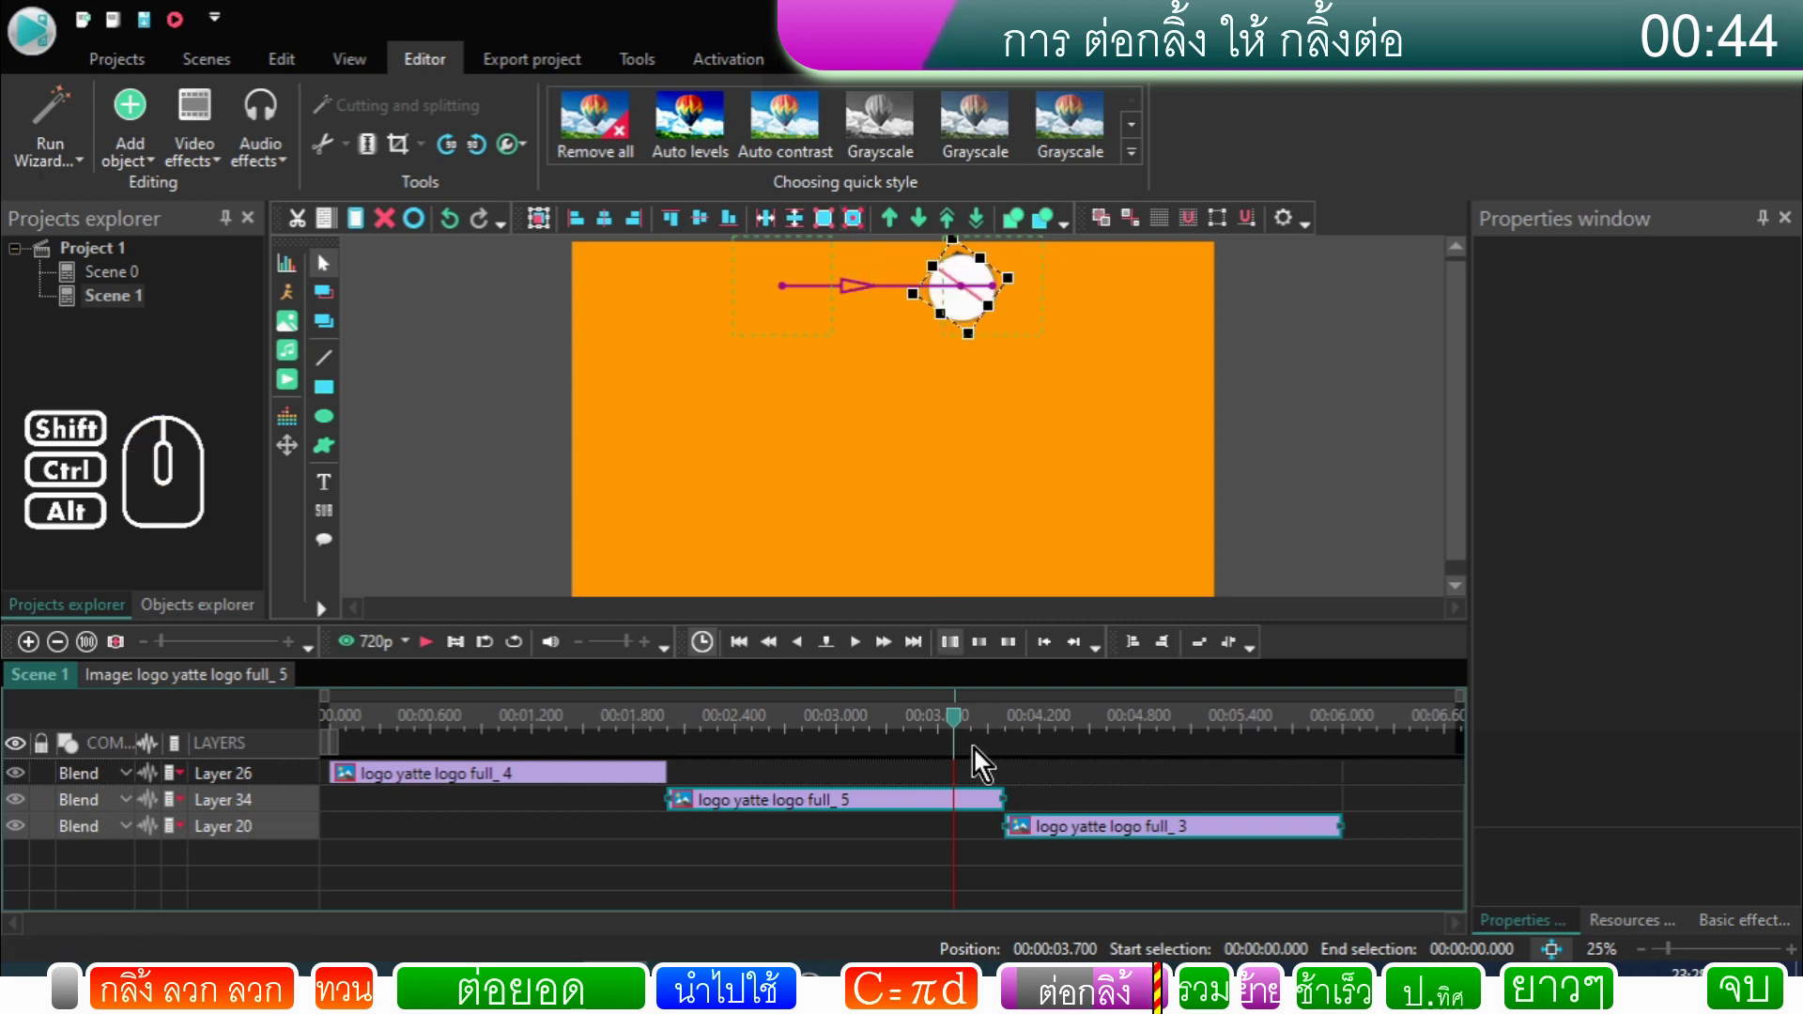
left_click(1042, 781)
left_click(961, 734)
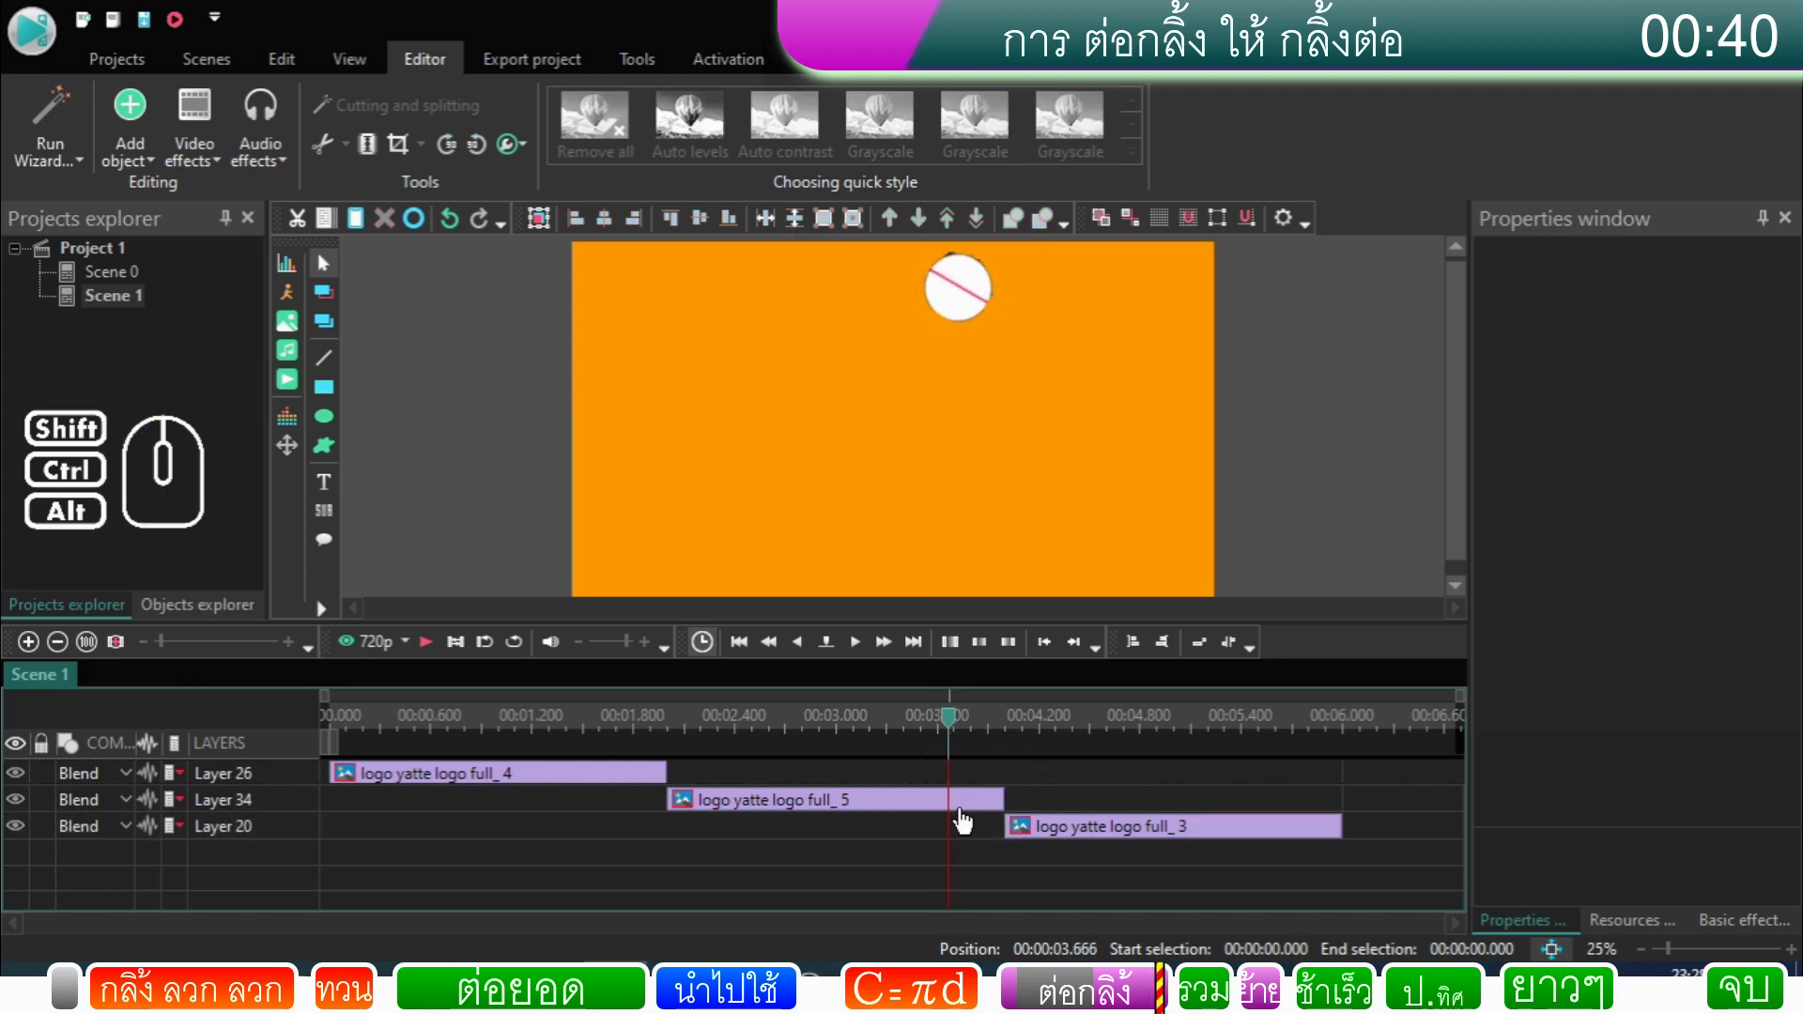
left_click_drag(1027, 836, 972, 830)
left_click(447, 656)
left_click(889, 728)
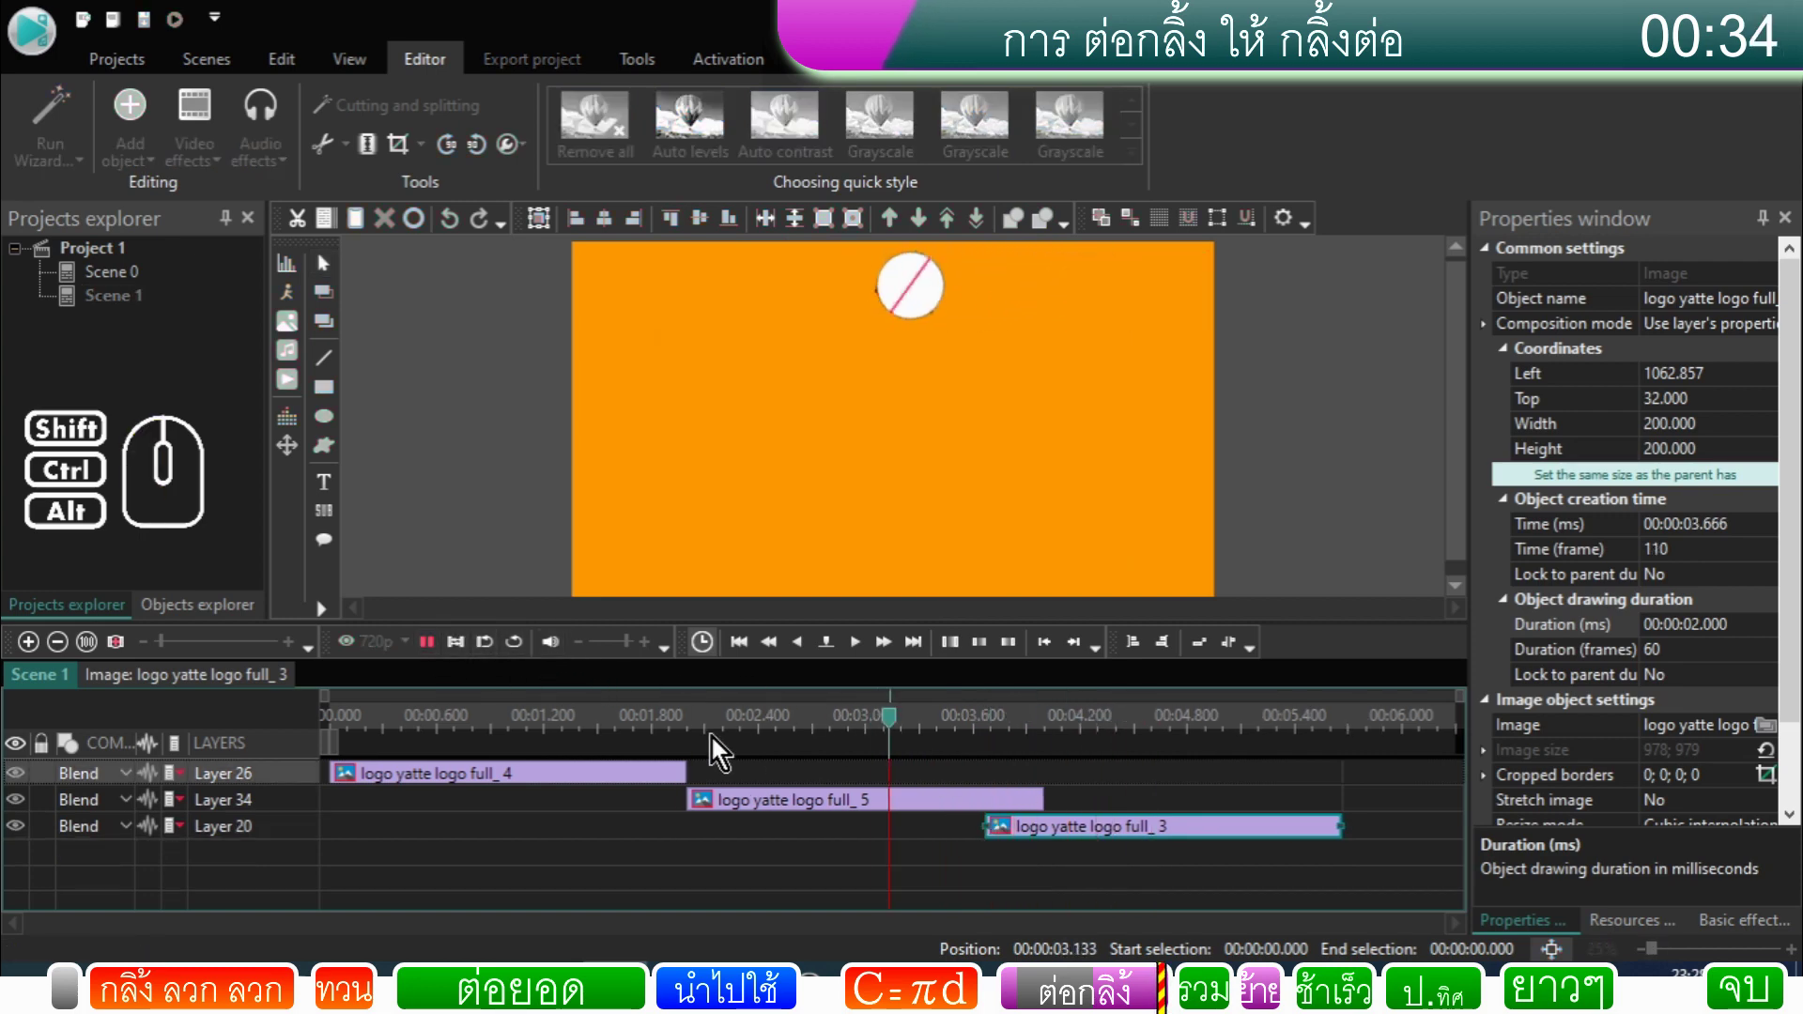
left_click(440, 657)
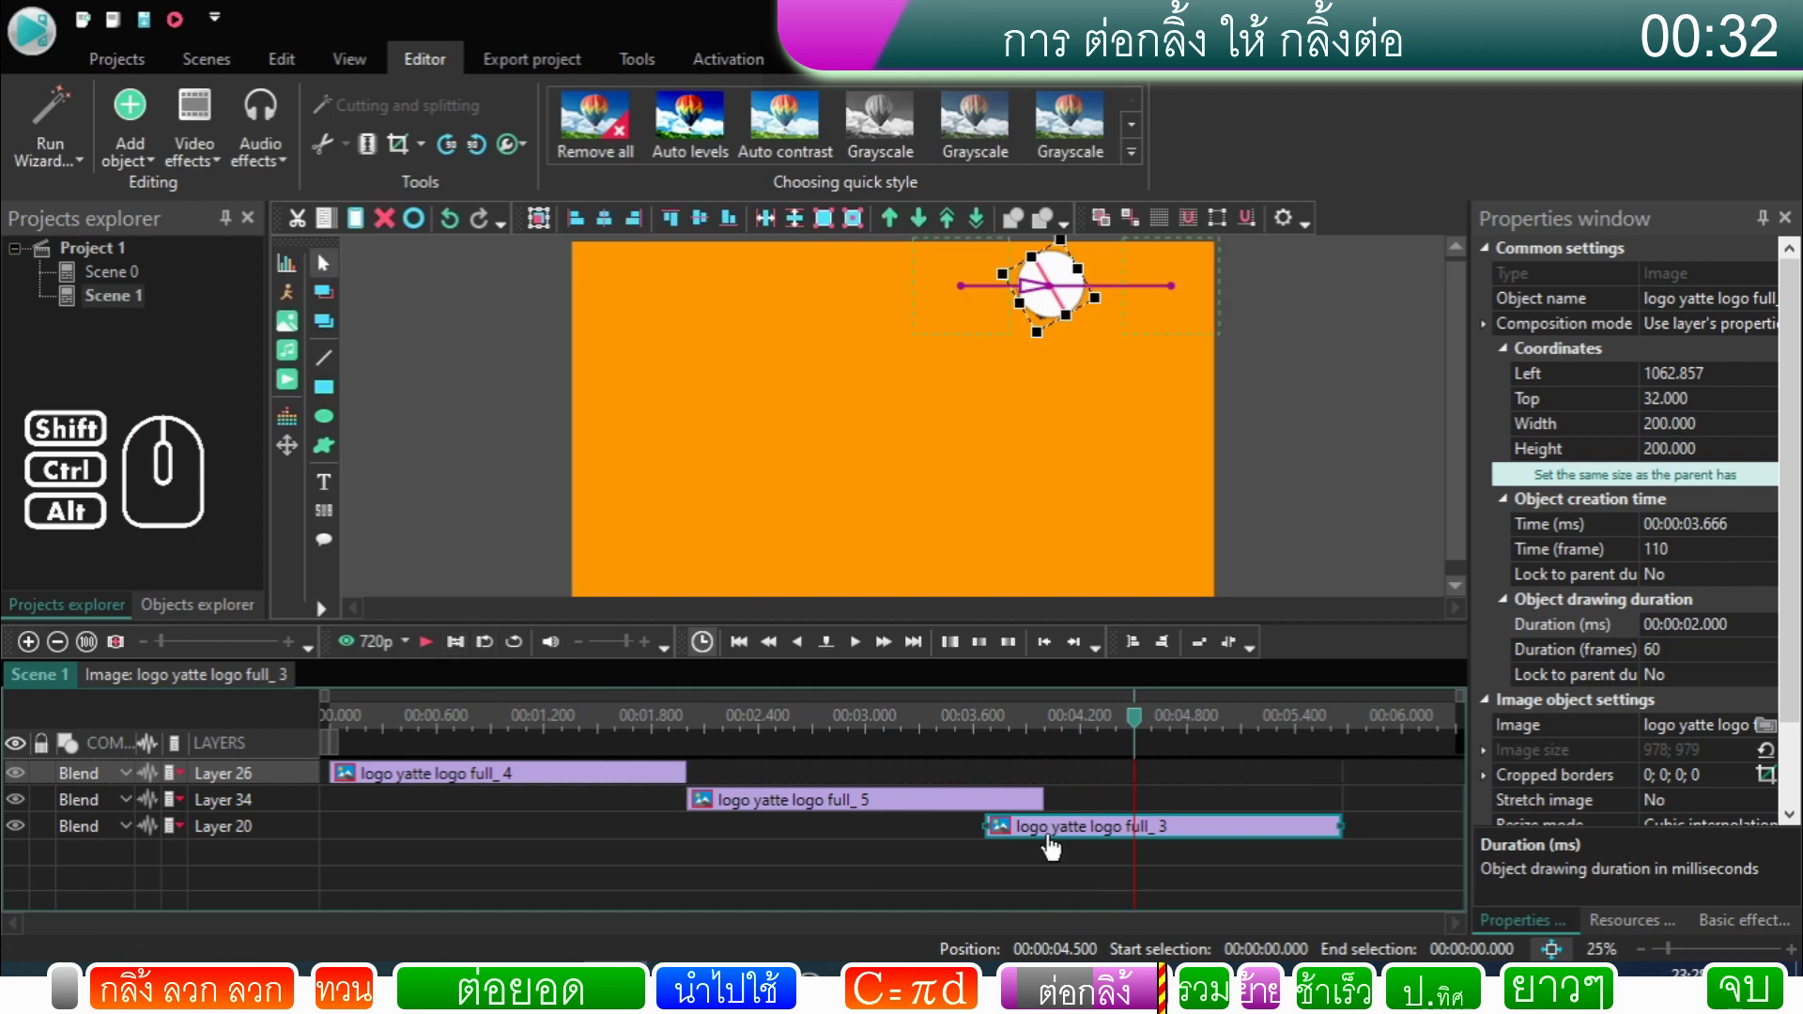
left_click(1055, 871)
left_click_drag(1055, 840, 1114, 845)
left_click(1005, 812)
right_click(1006, 812)
left_click(1064, 763)
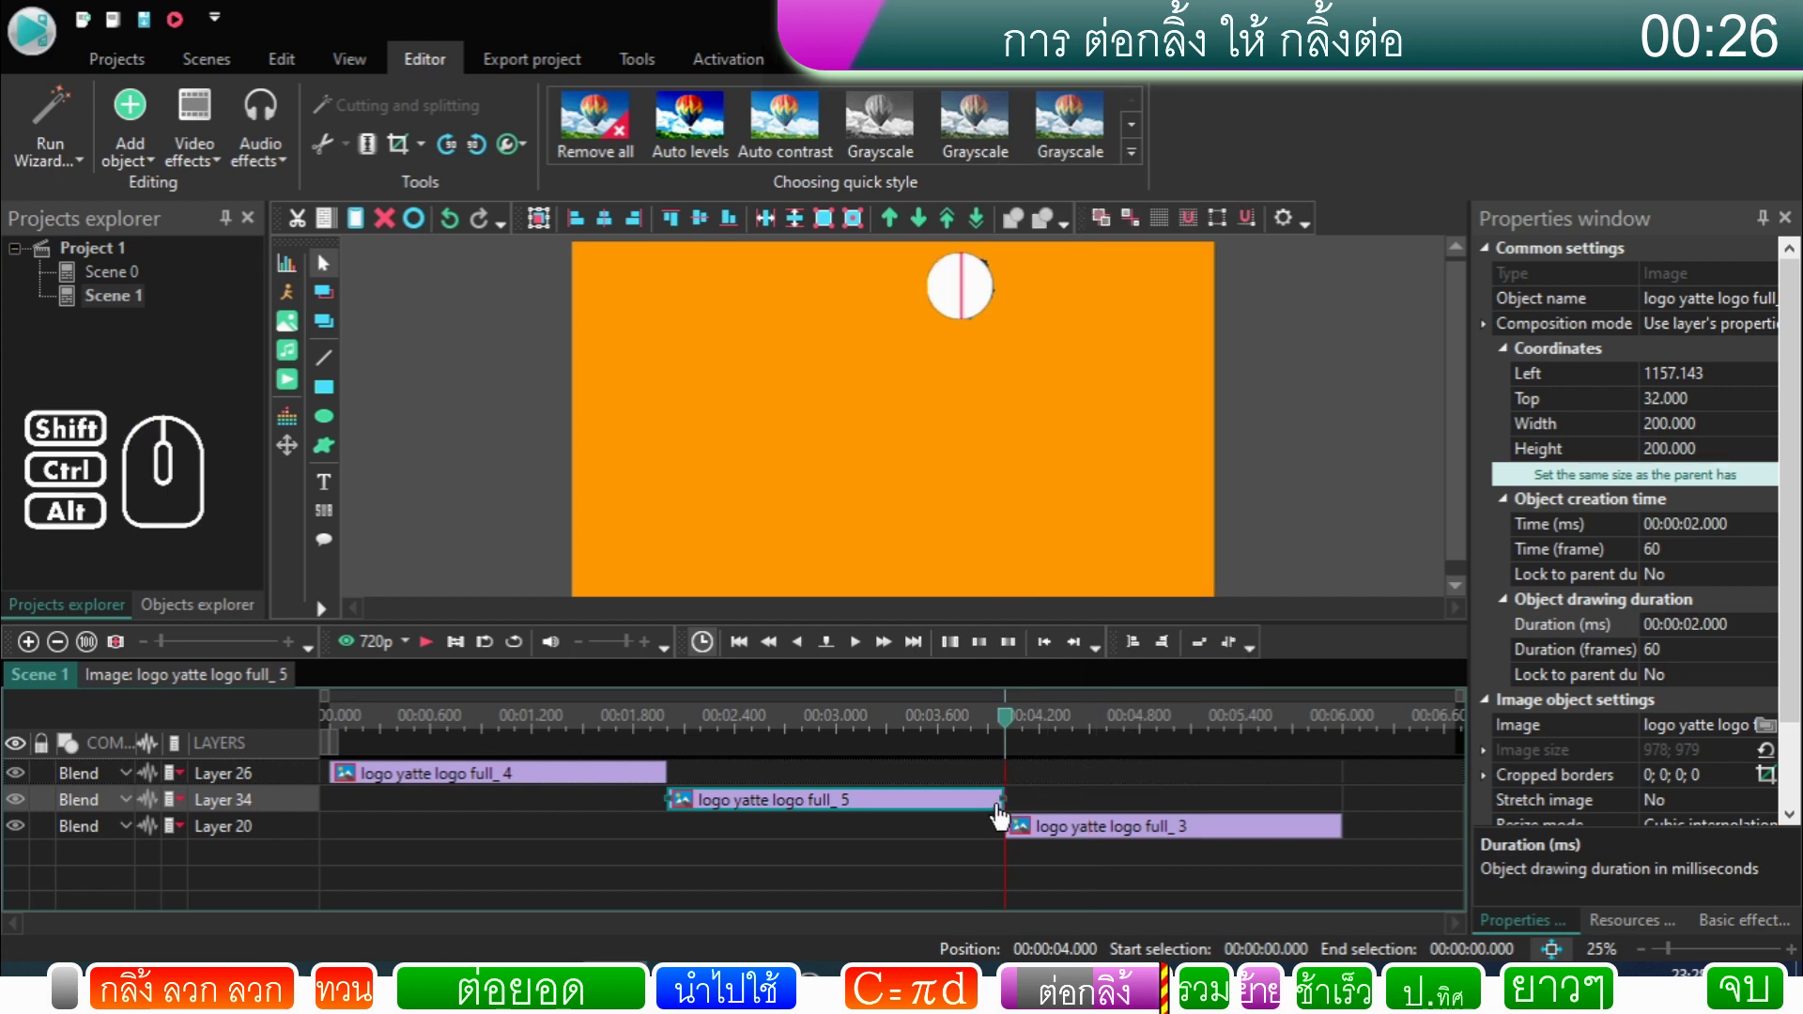
left_click(996, 811)
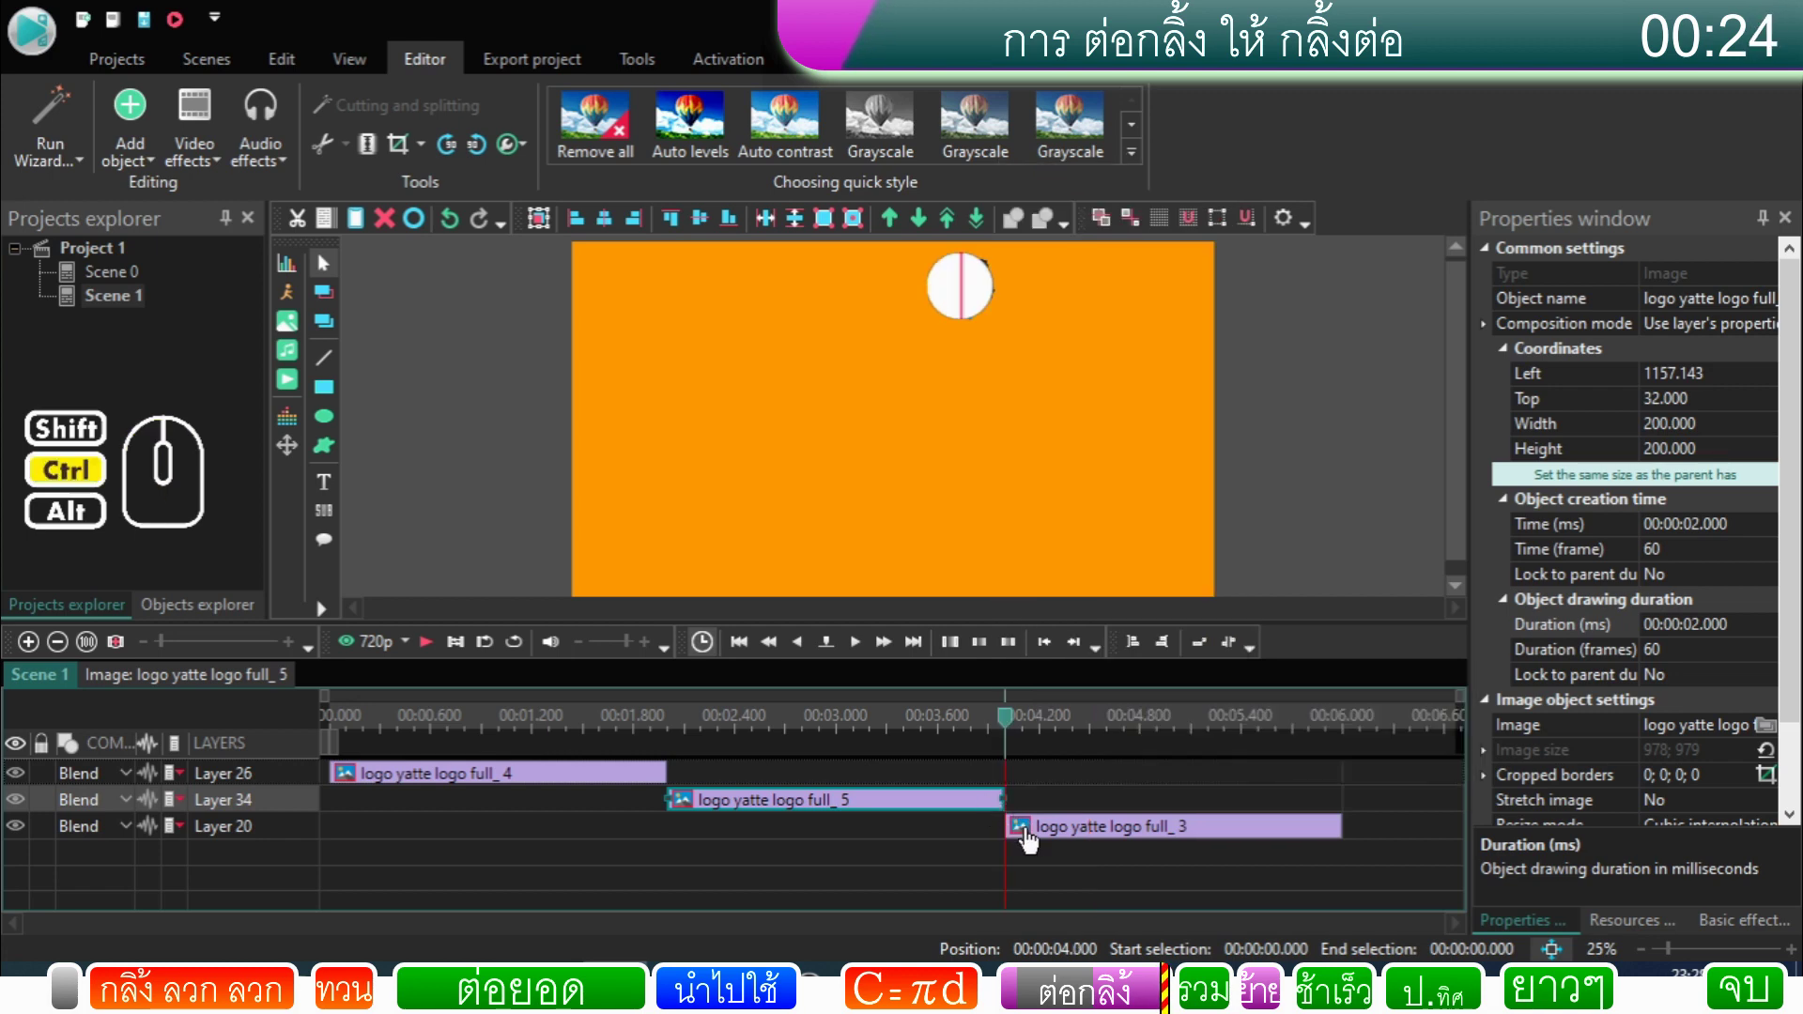
left_click(1036, 840)
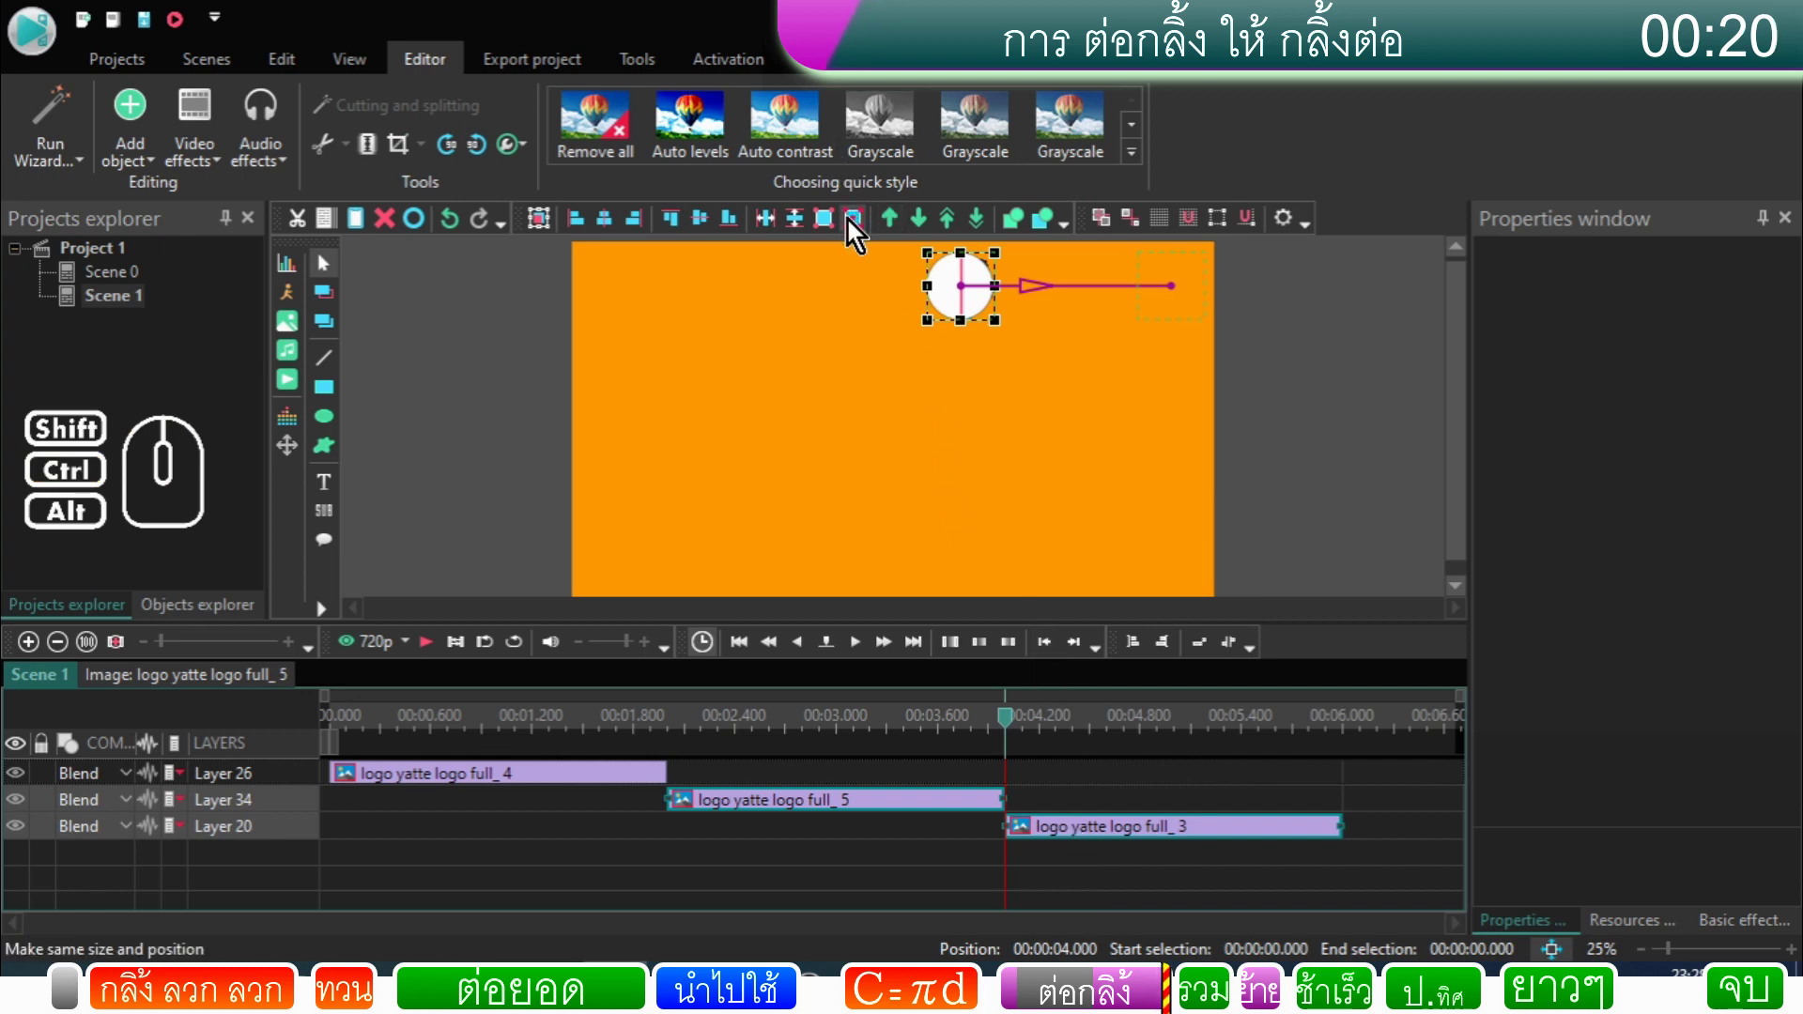
left_click(856, 232)
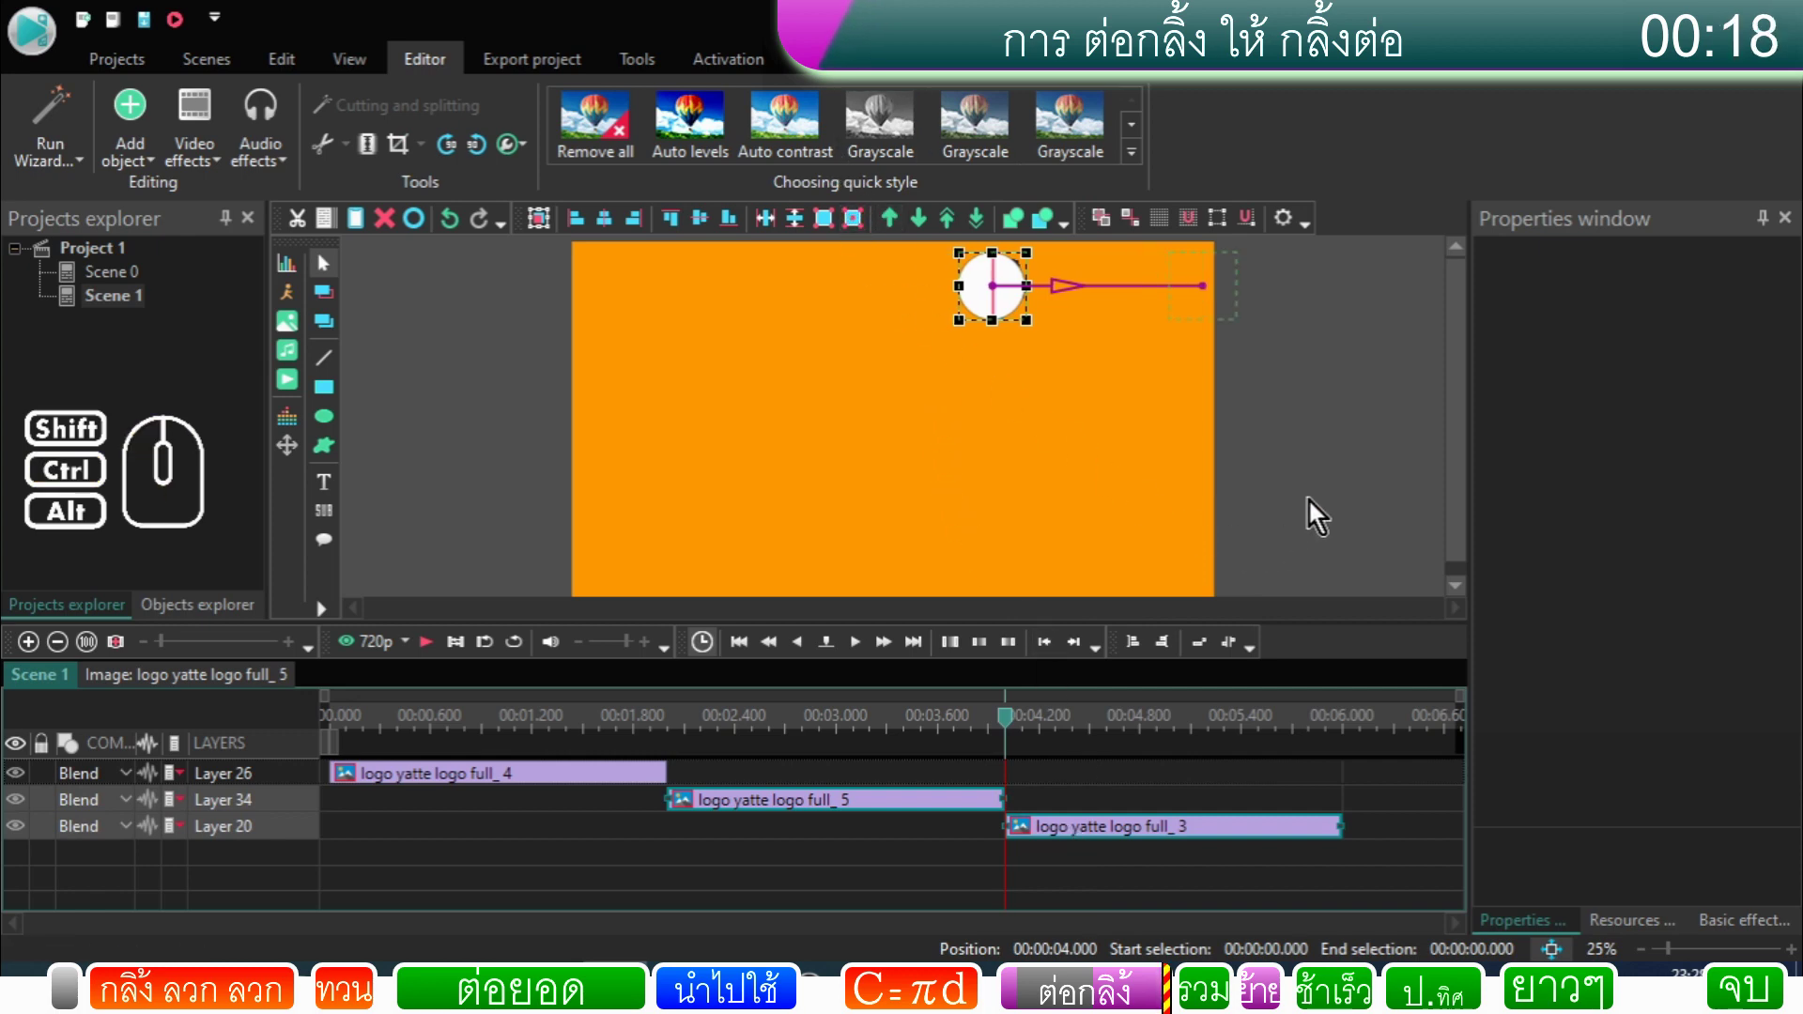
left_click(1316, 515)
left_click_drag(1019, 730, 455, 770)
left_click(433, 664)
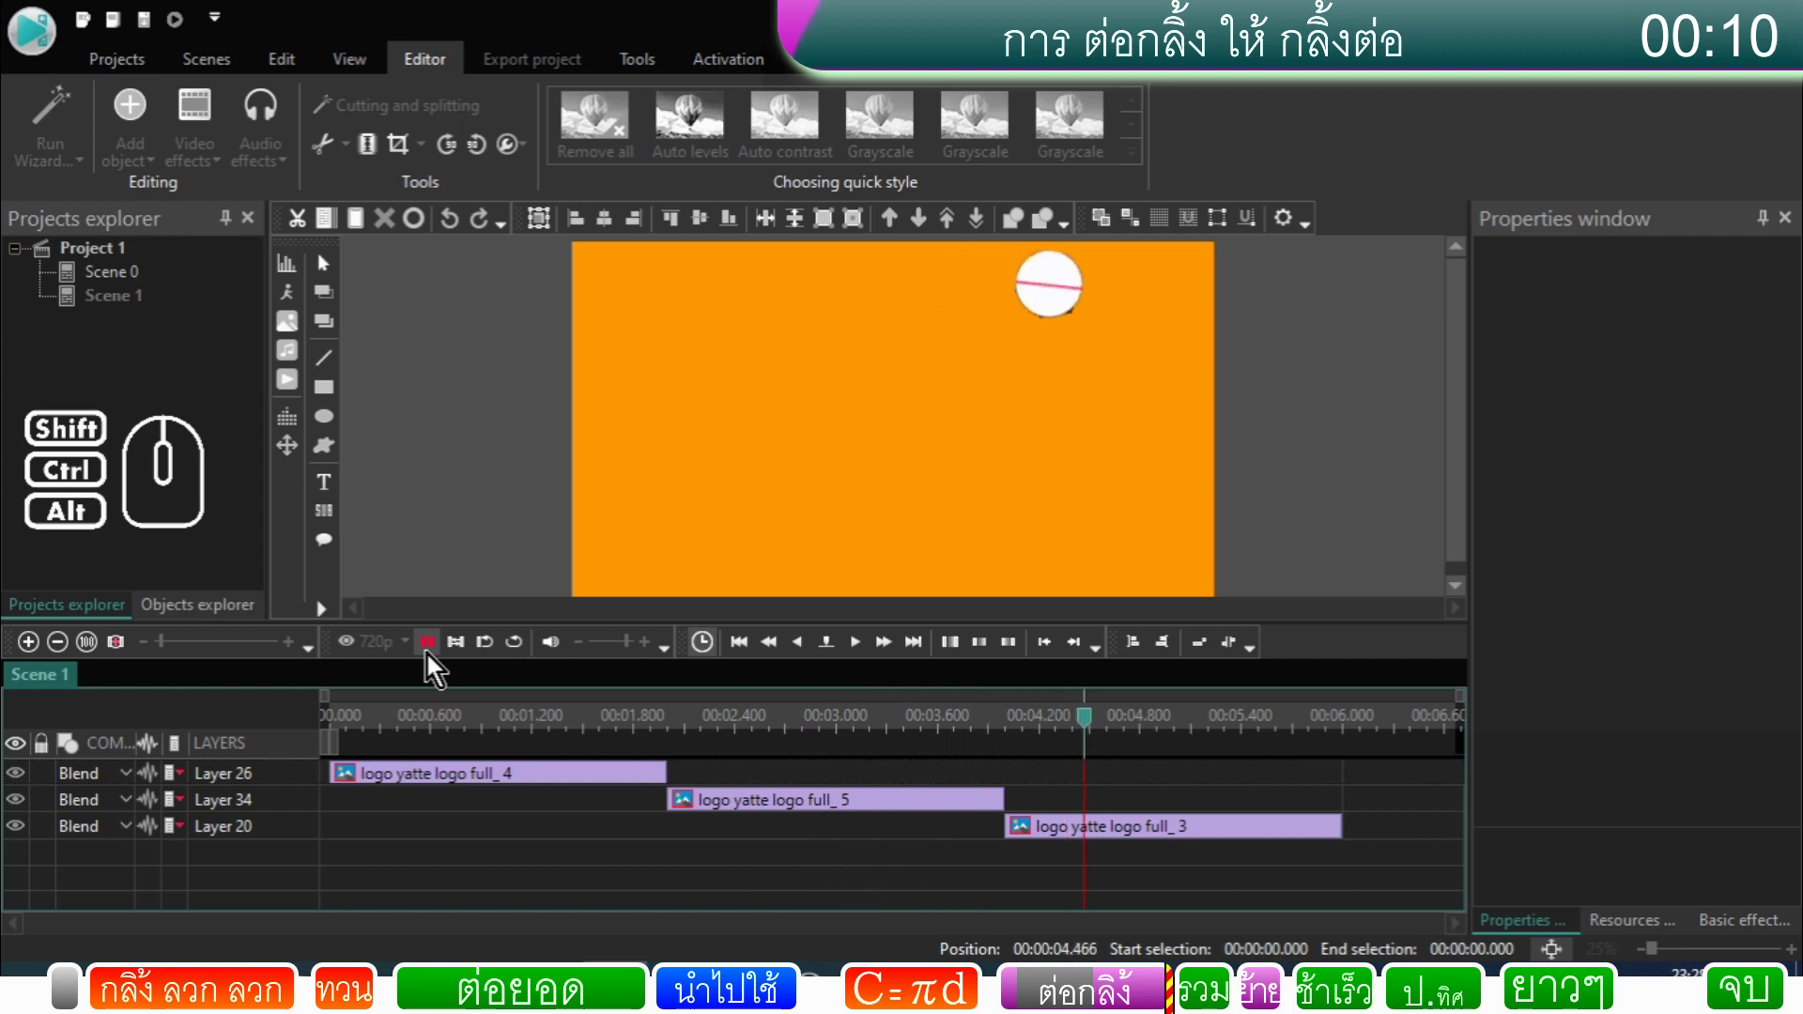
left_click(433, 664)
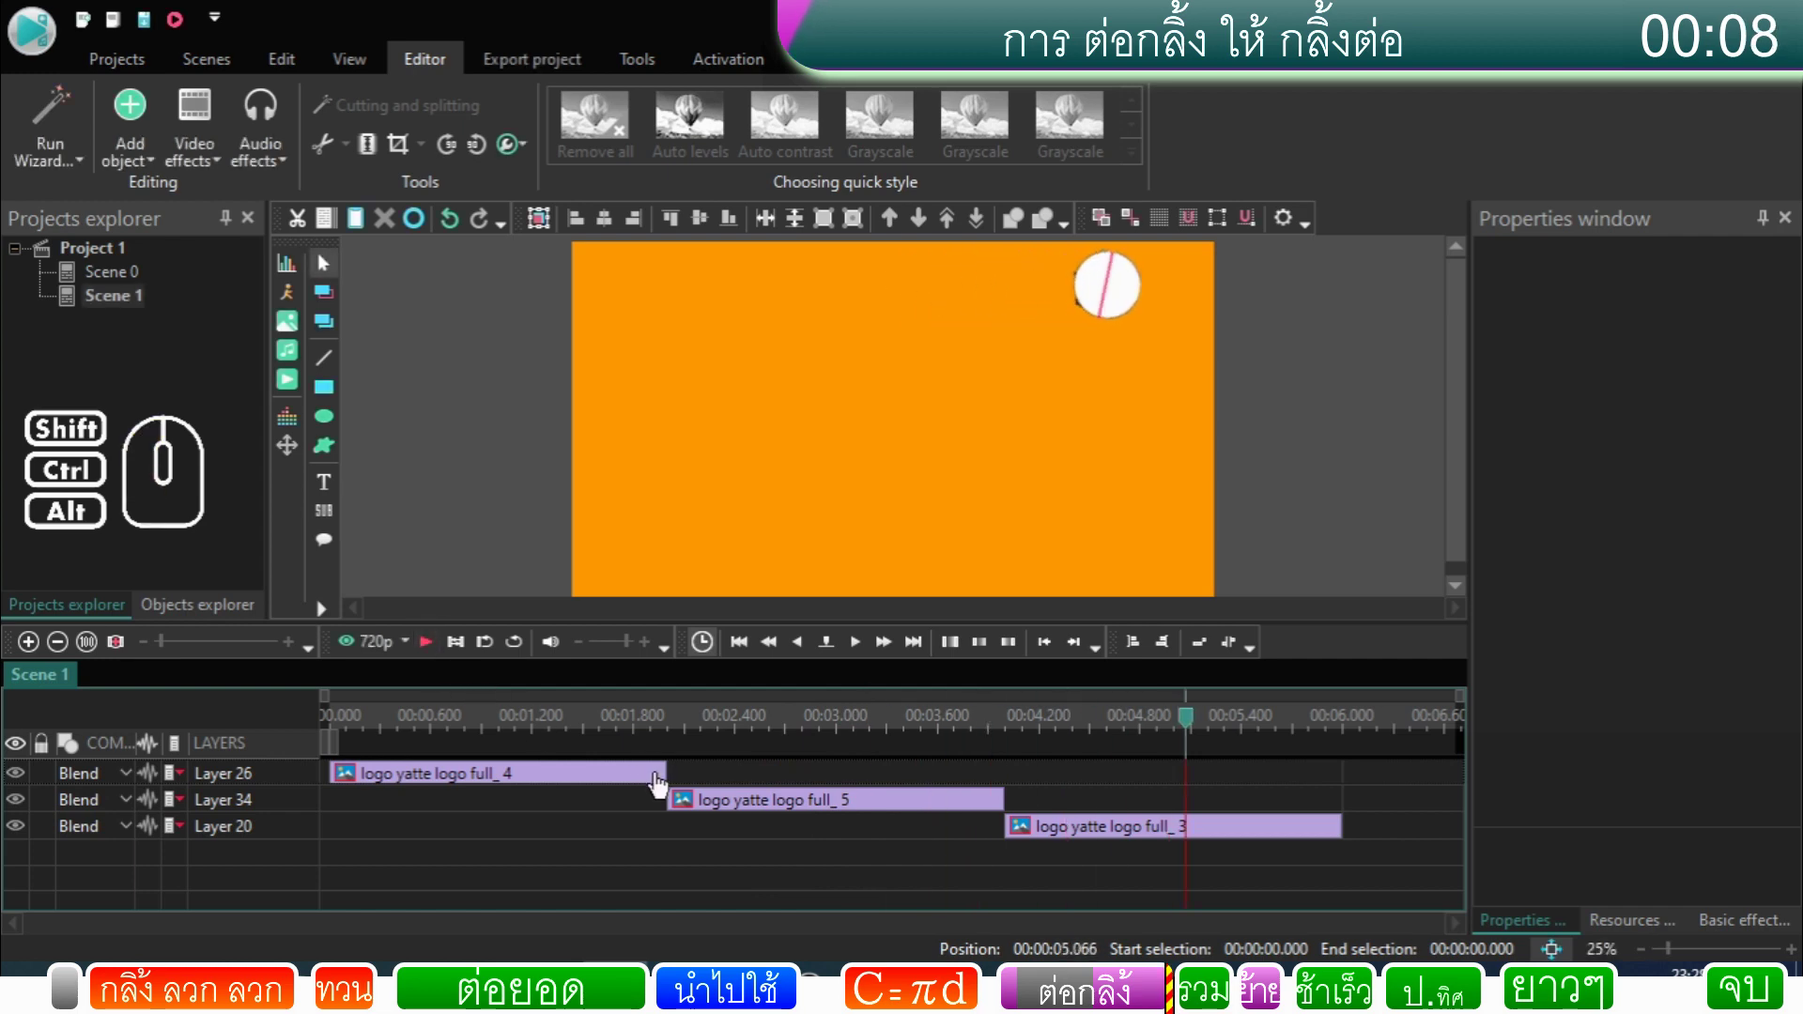
double_click(664, 785)
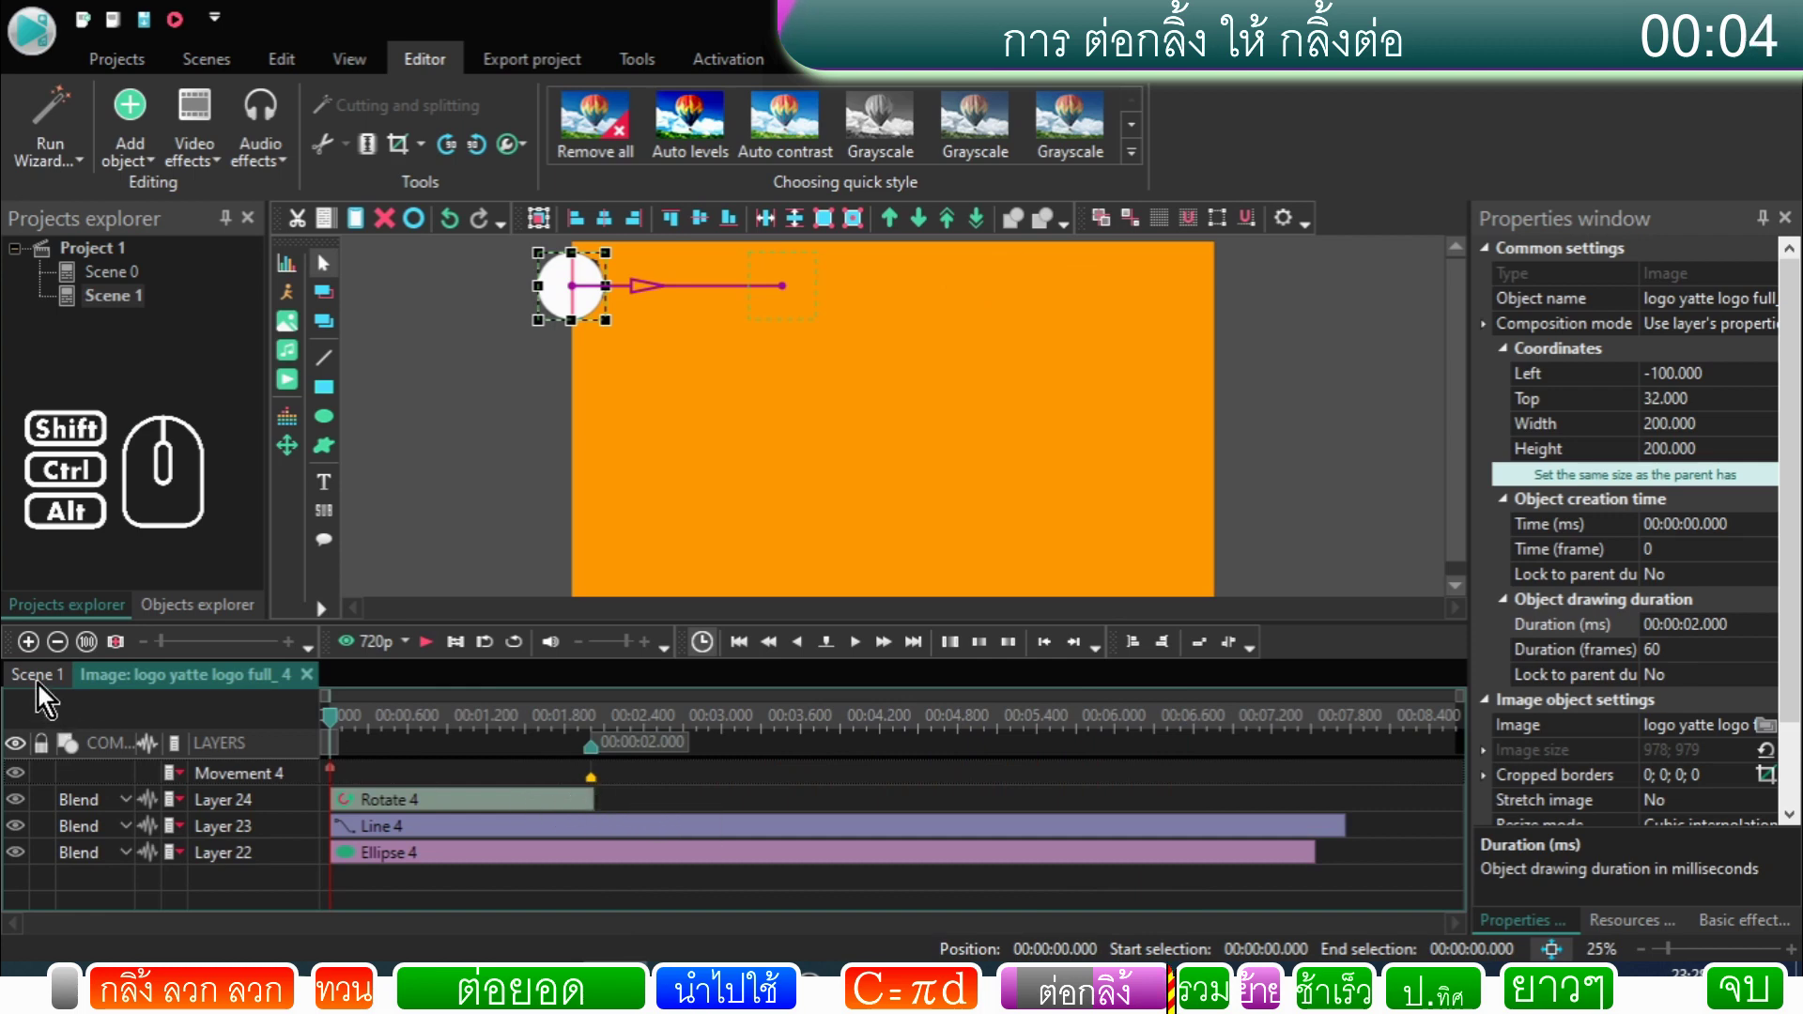
left_click(43, 689)
Step: Move full_5 and full_3 onto Layer 26 so the three clips run end to end
left_click(715, 865)
left_click_drag(1065, 887, 617, 777)
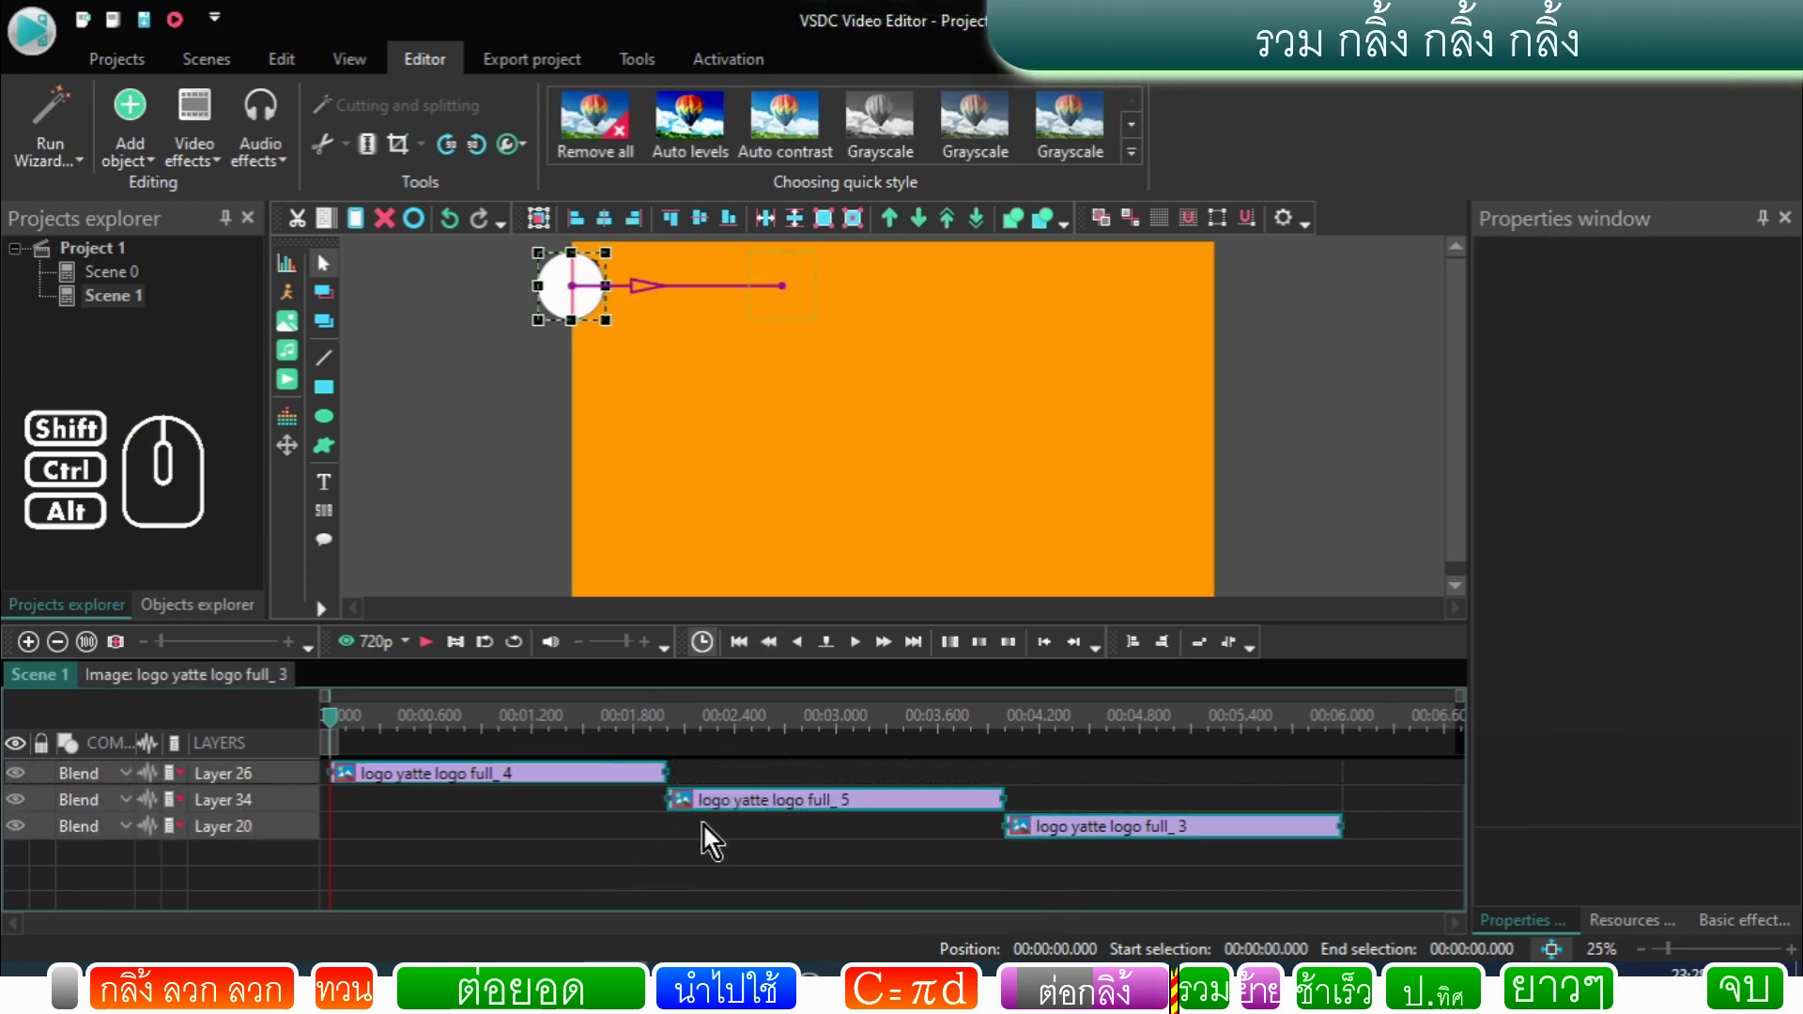
left_click(709, 838)
left_click_drag(733, 815, 734, 793)
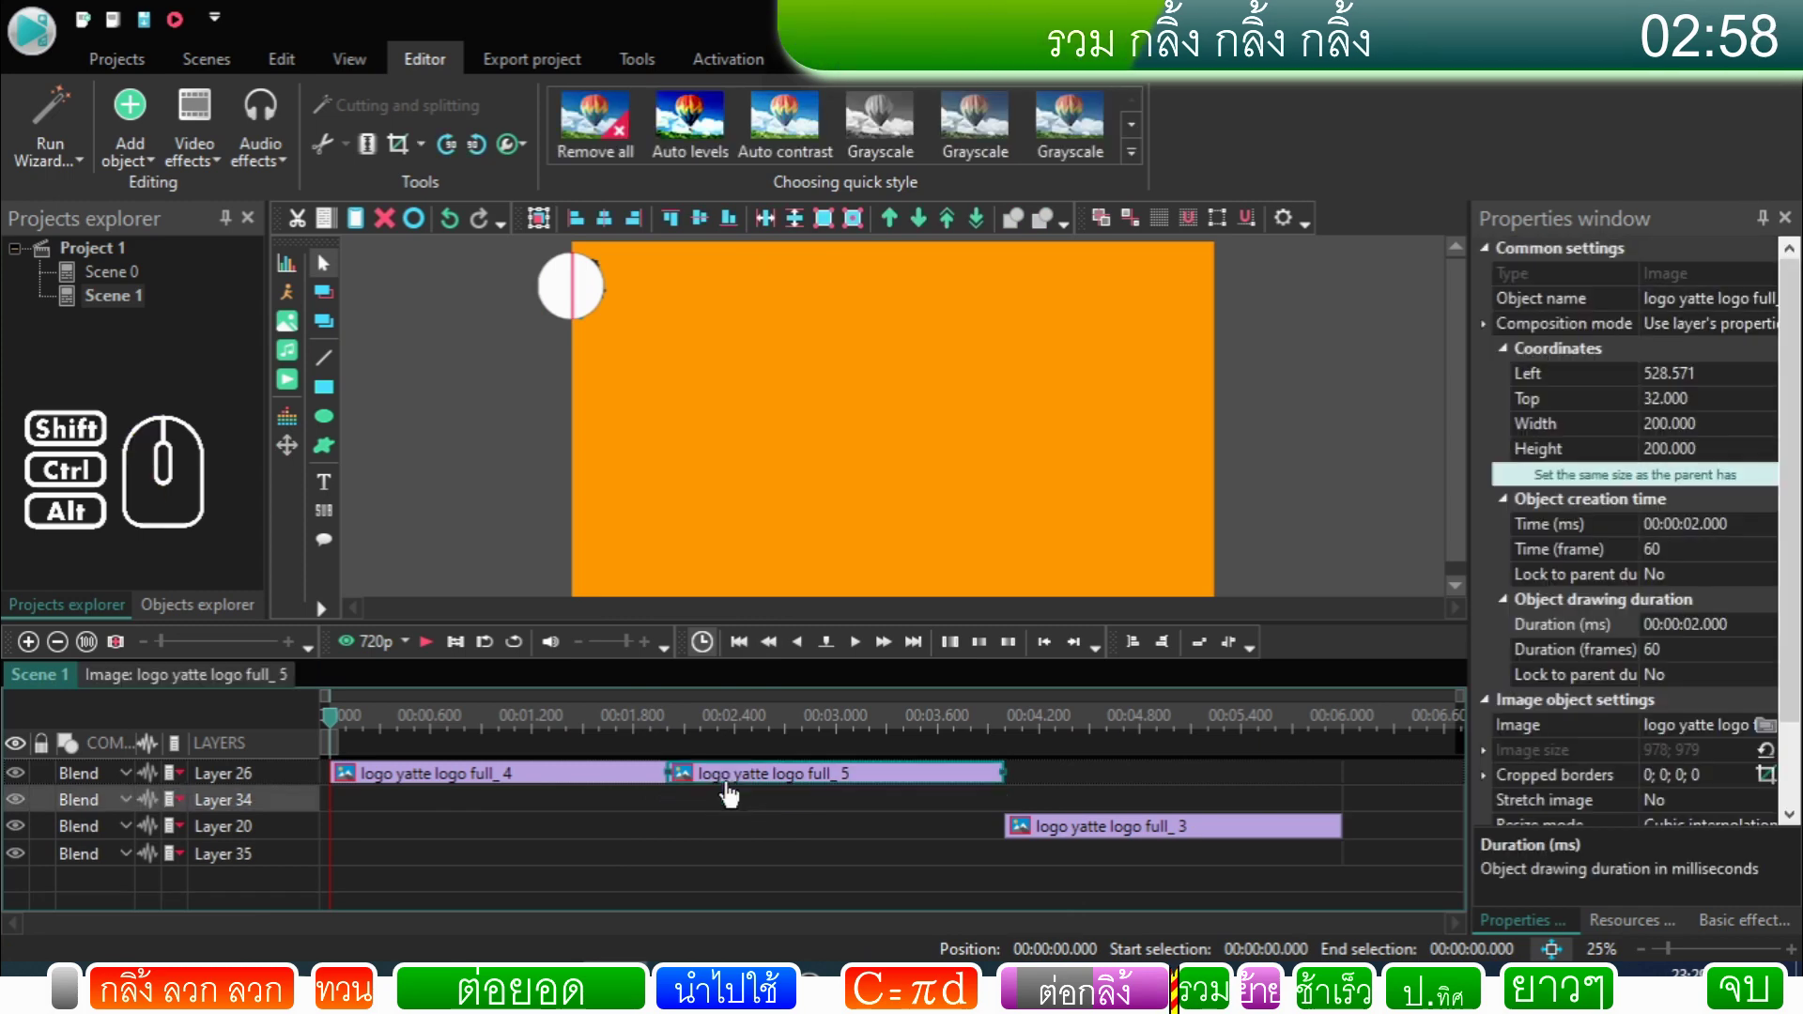
left_click_drag(1066, 806, 1062, 786)
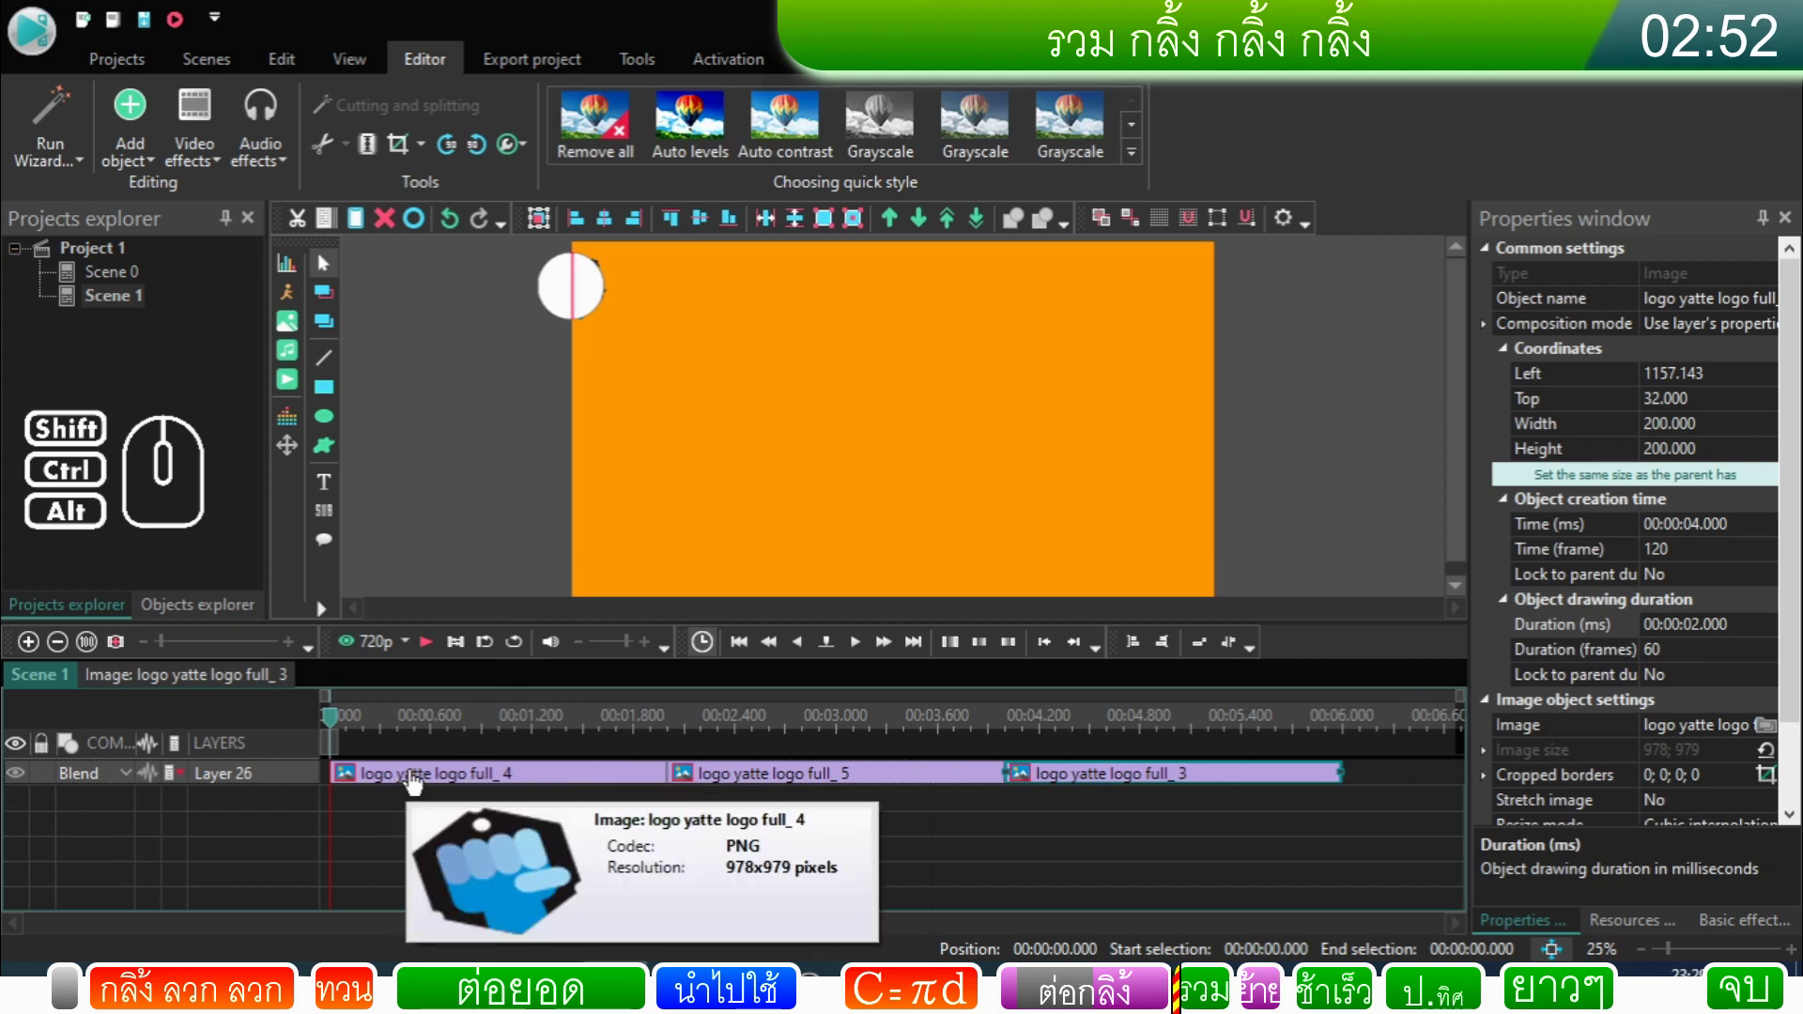
Step: Select full_4's sprite and duplicate it as logo yatte logo full_6
left_click(609, 792)
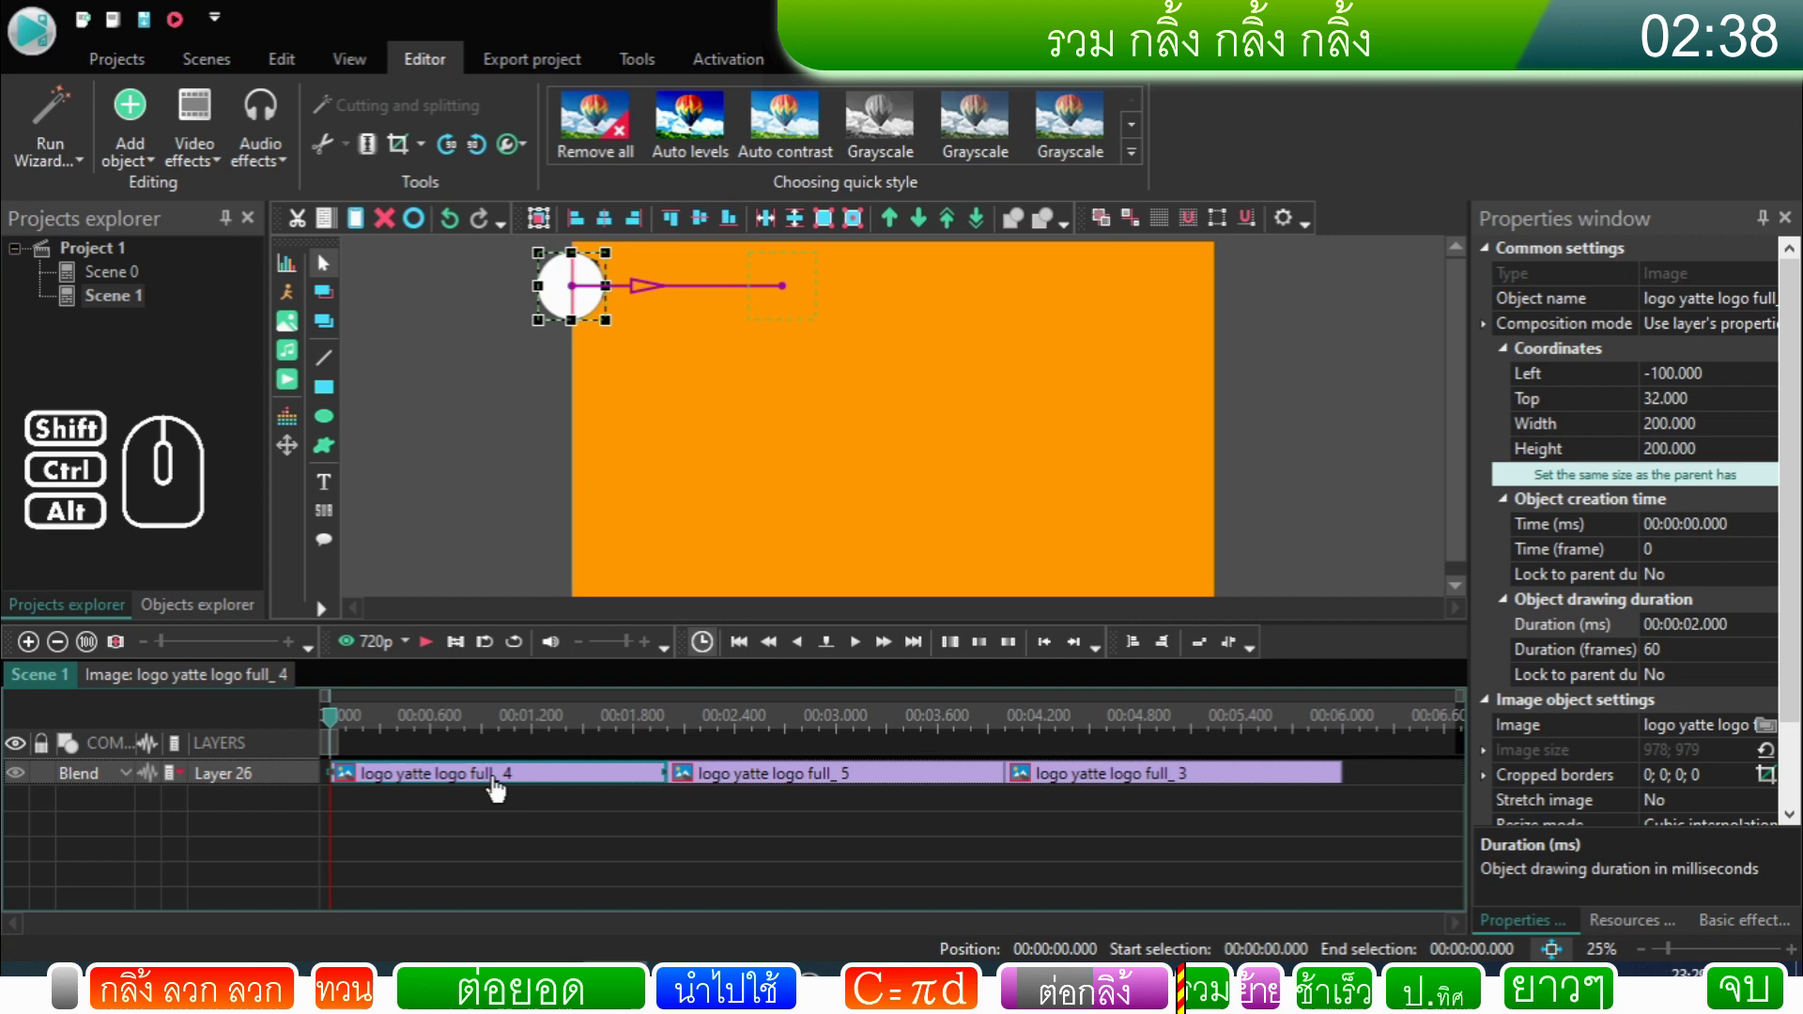
double_click(514, 780)
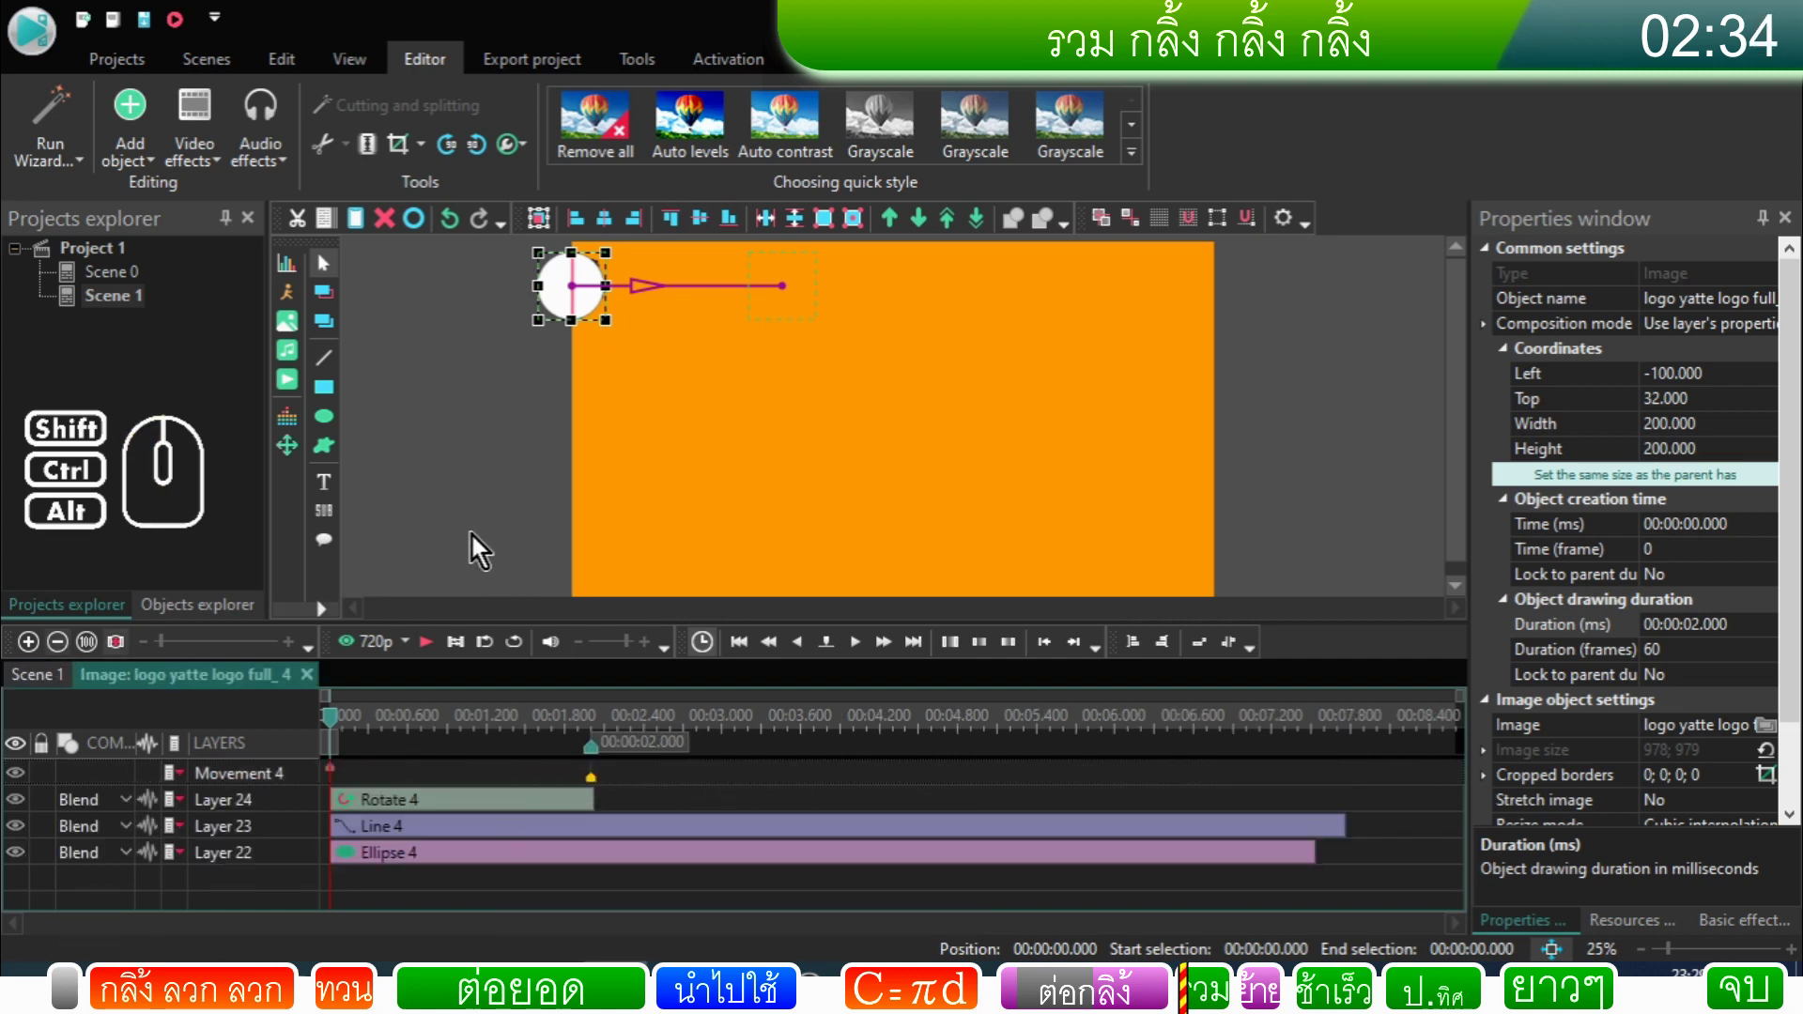
left_click(479, 542)
left_click(51, 688)
left_click(534, 517)
left_click(481, 794)
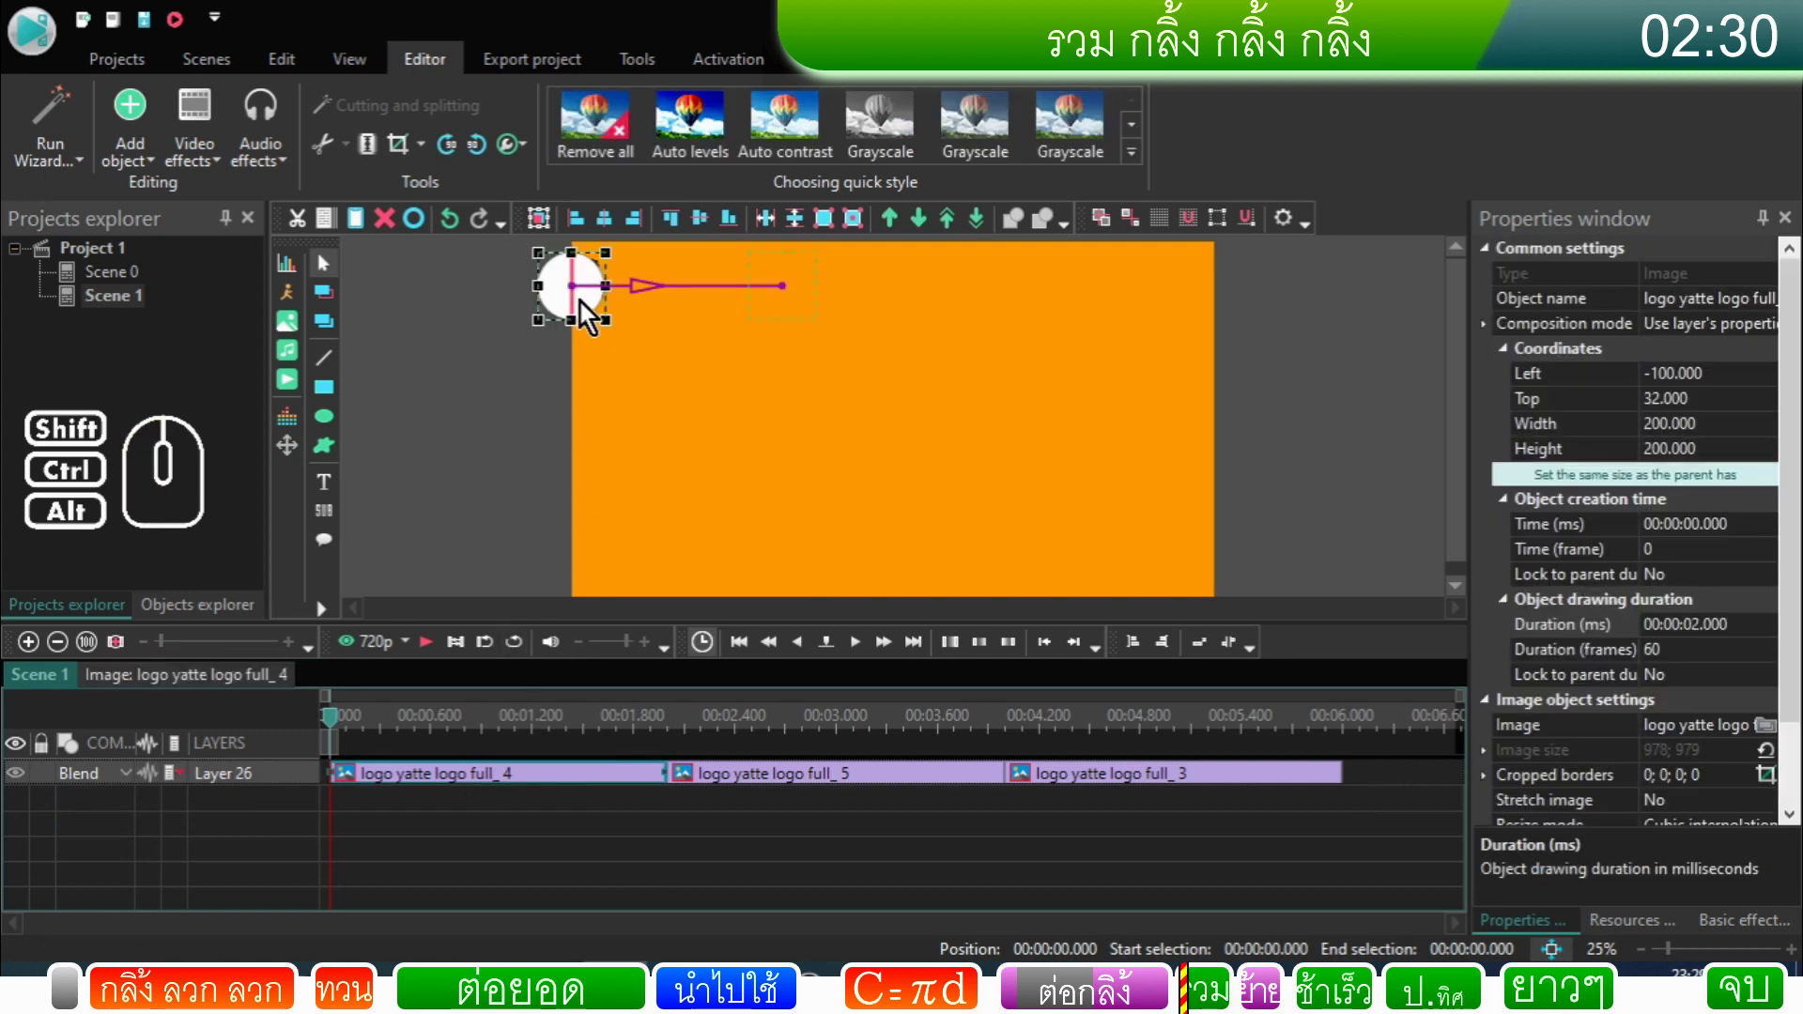
Step: Move the duplicated logo sprite below the original and set its duration to 6000 ms
left_click_drag(588, 305, 586, 391)
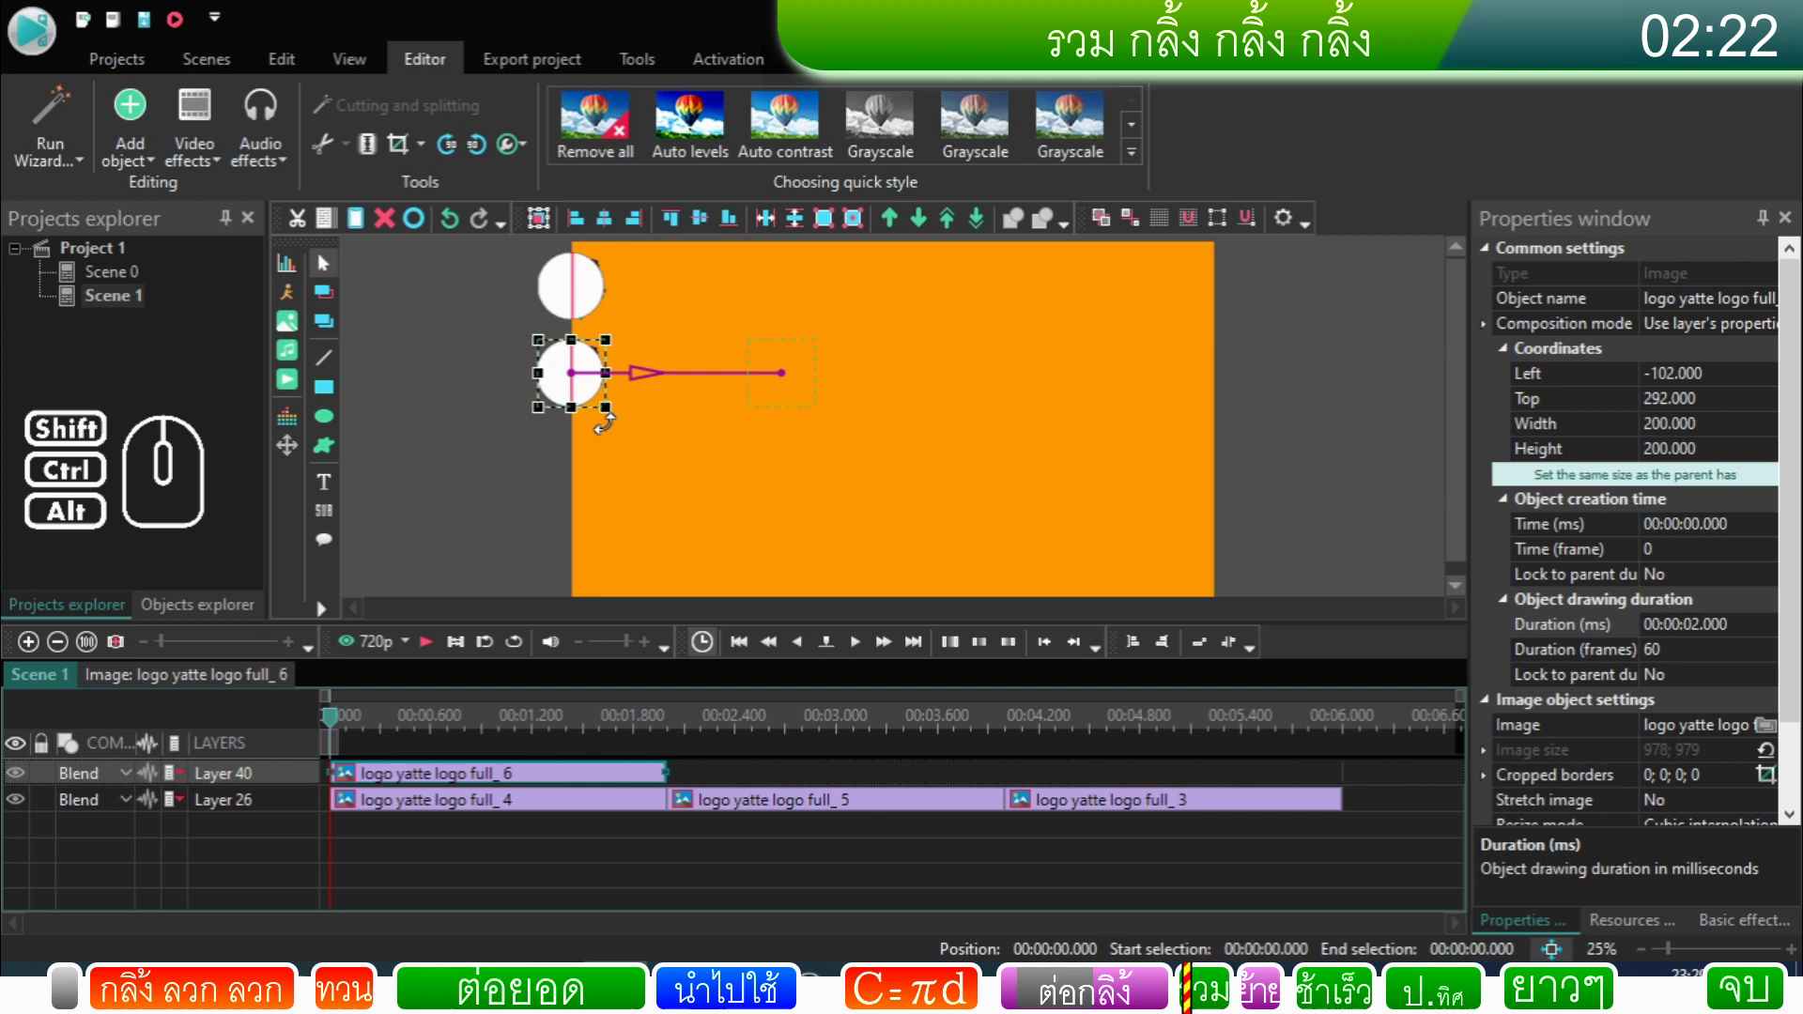
left_click(615, 473)
left_click(590, 391)
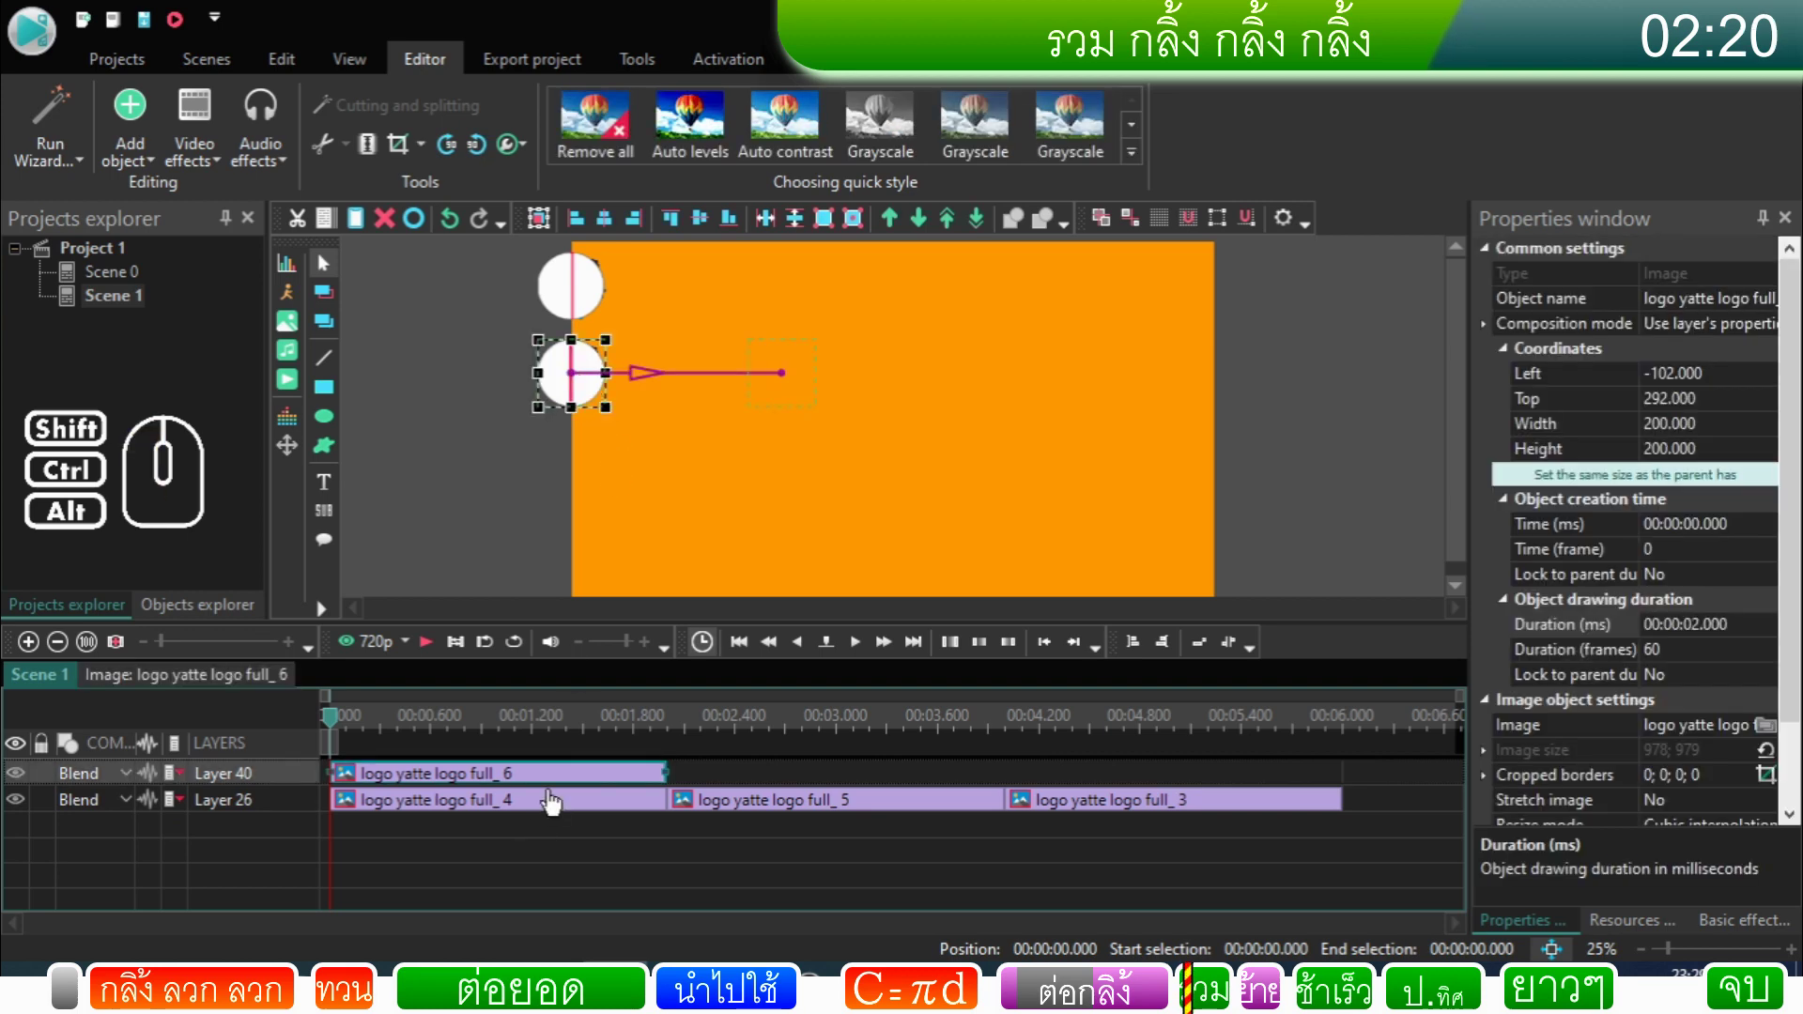
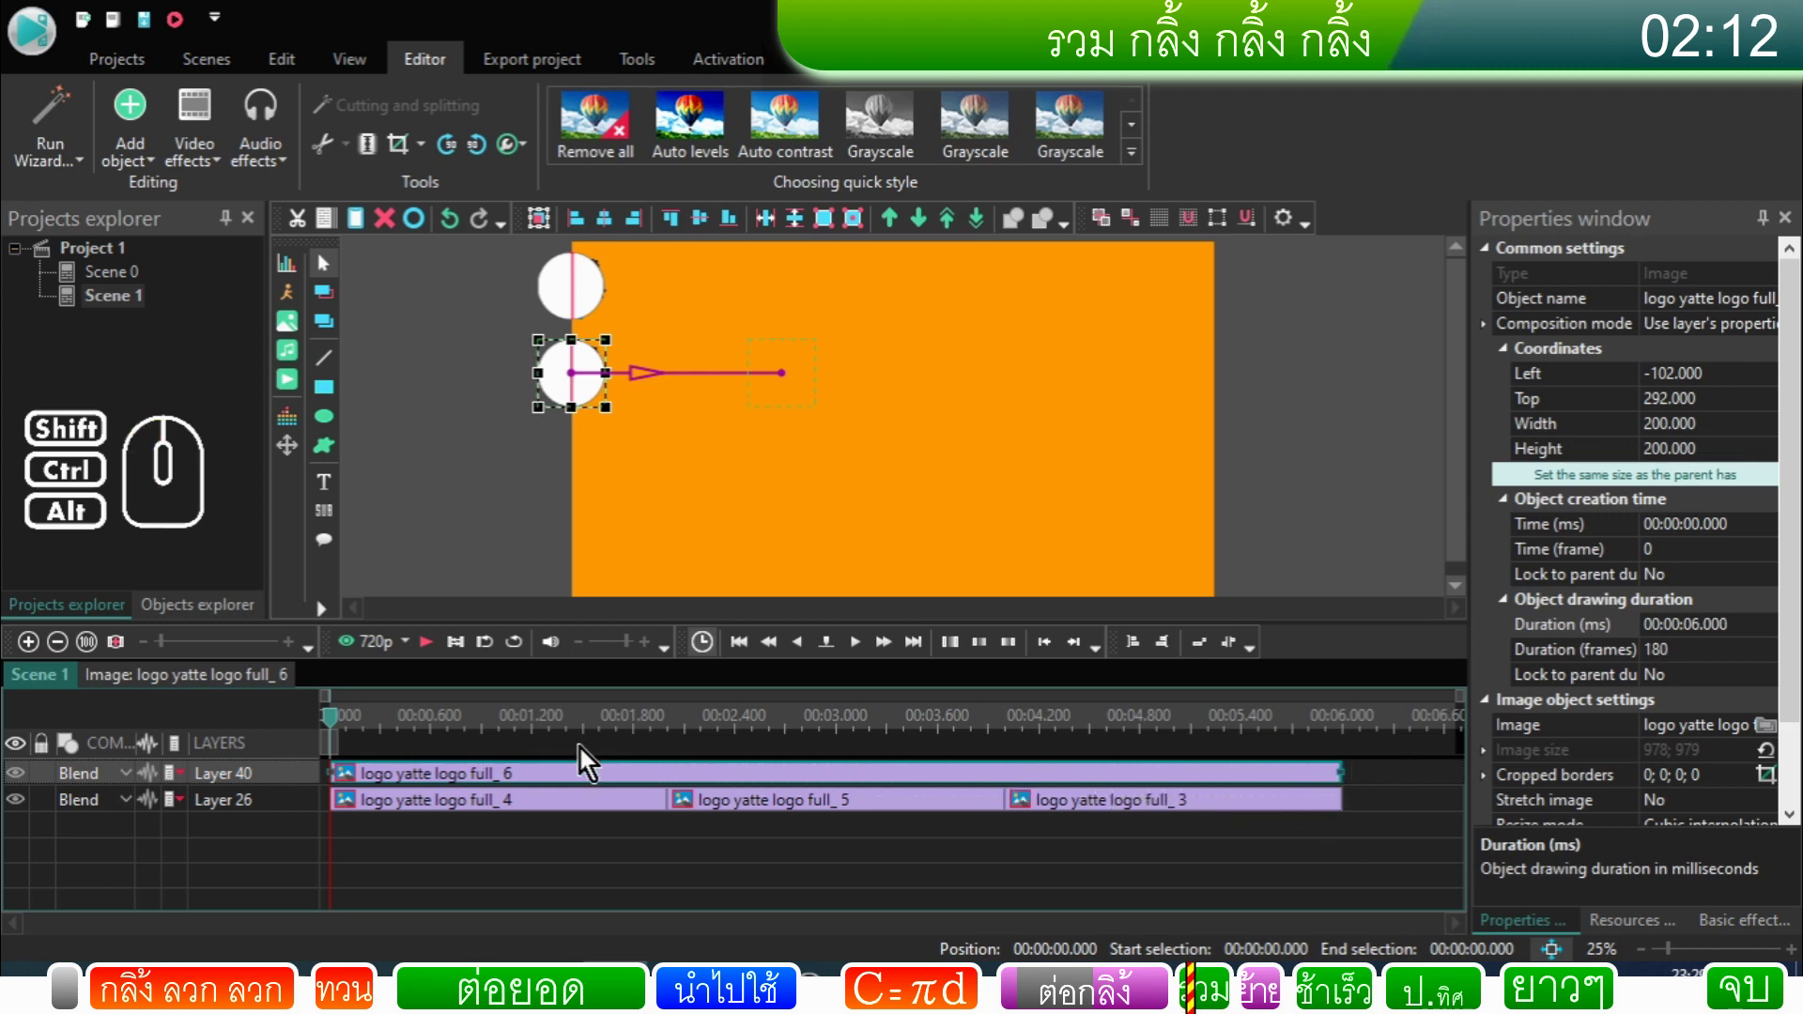
Step: Select the copied full_6 clip ready to enter its animation layers
left_click(588, 783)
left_click(589, 783)
Step: Inside full_6, set the movement path's start point X to 0
double_click(732, 789)
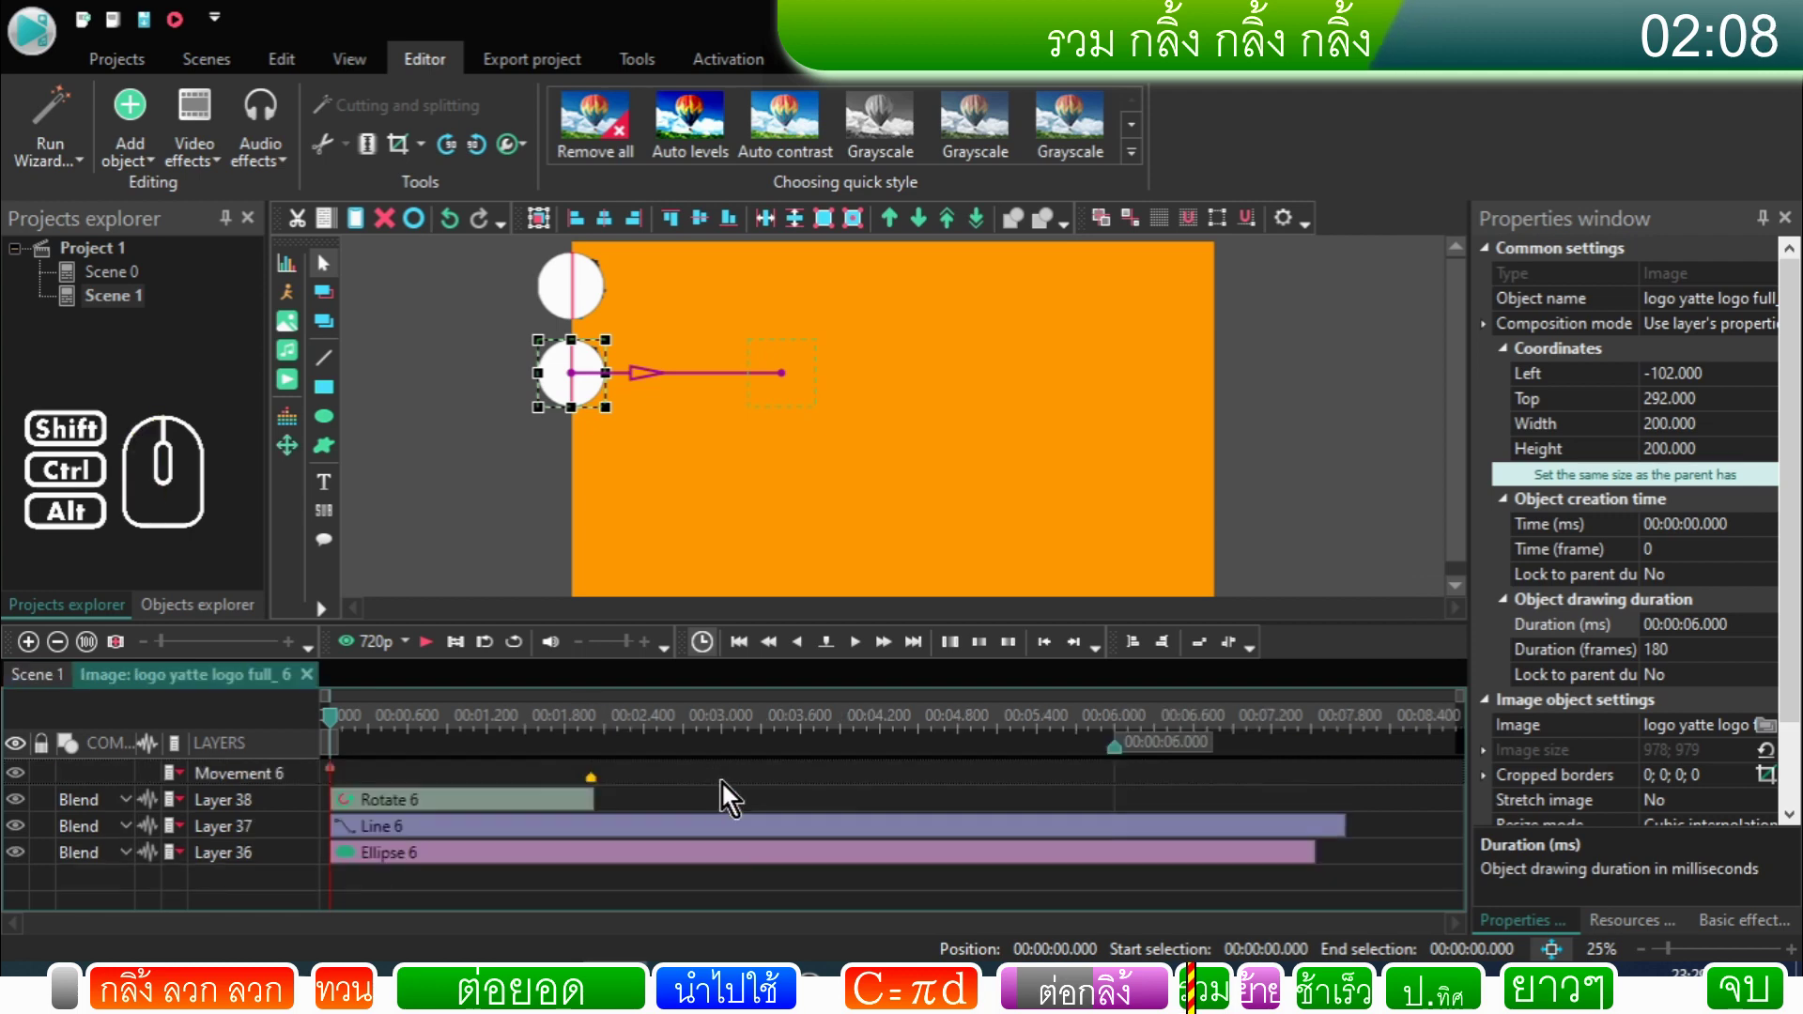
left_click_drag(599, 791, 1123, 828)
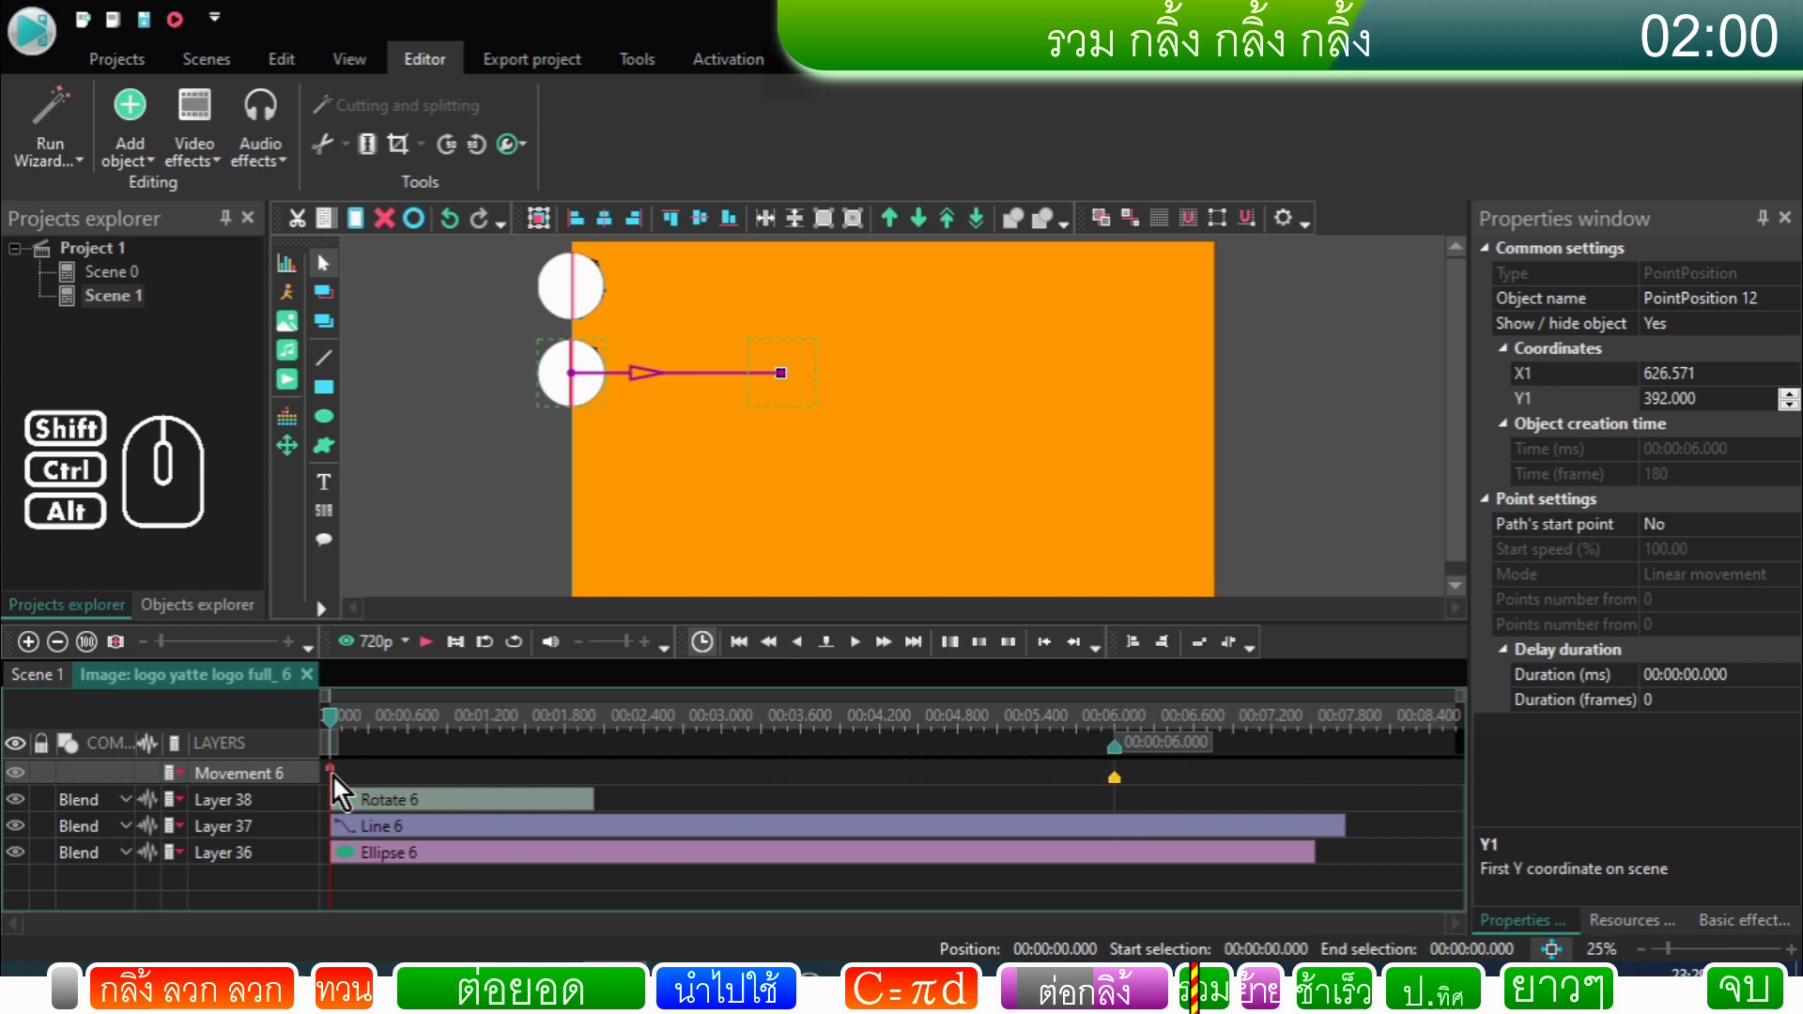
left_click(340, 781)
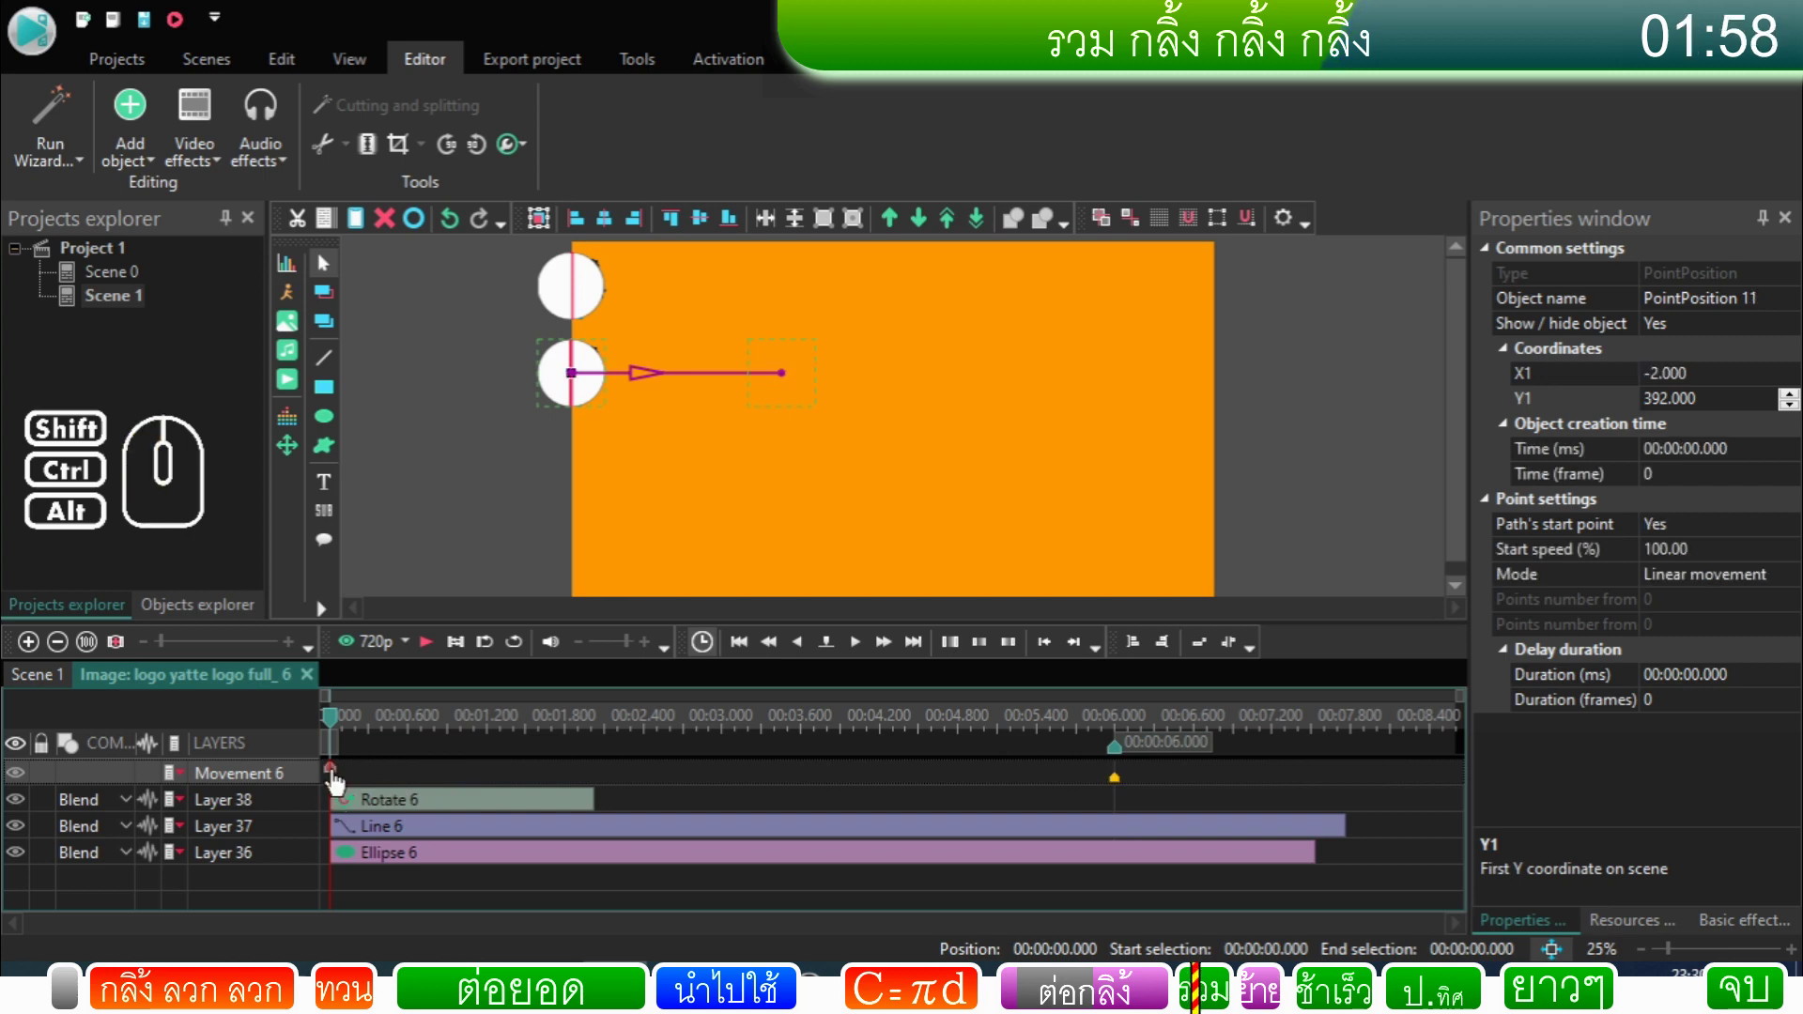
left_click_drag(1710, 392, 1532, 405)
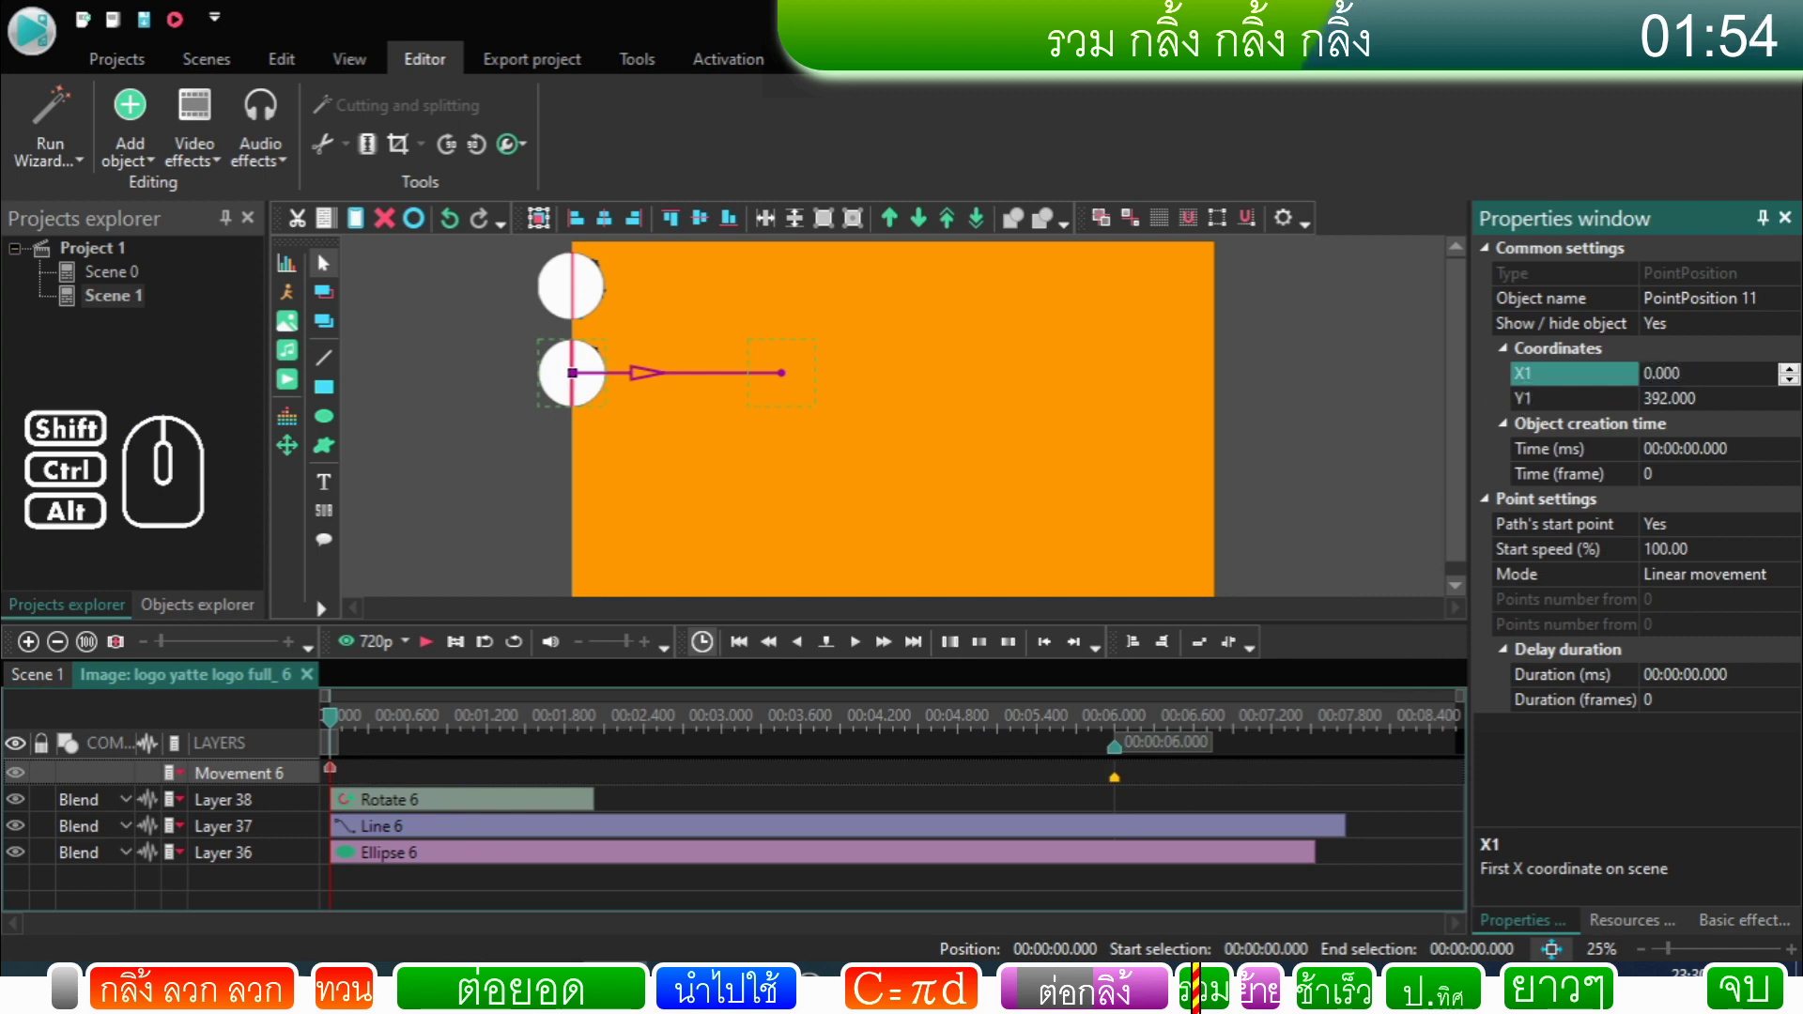
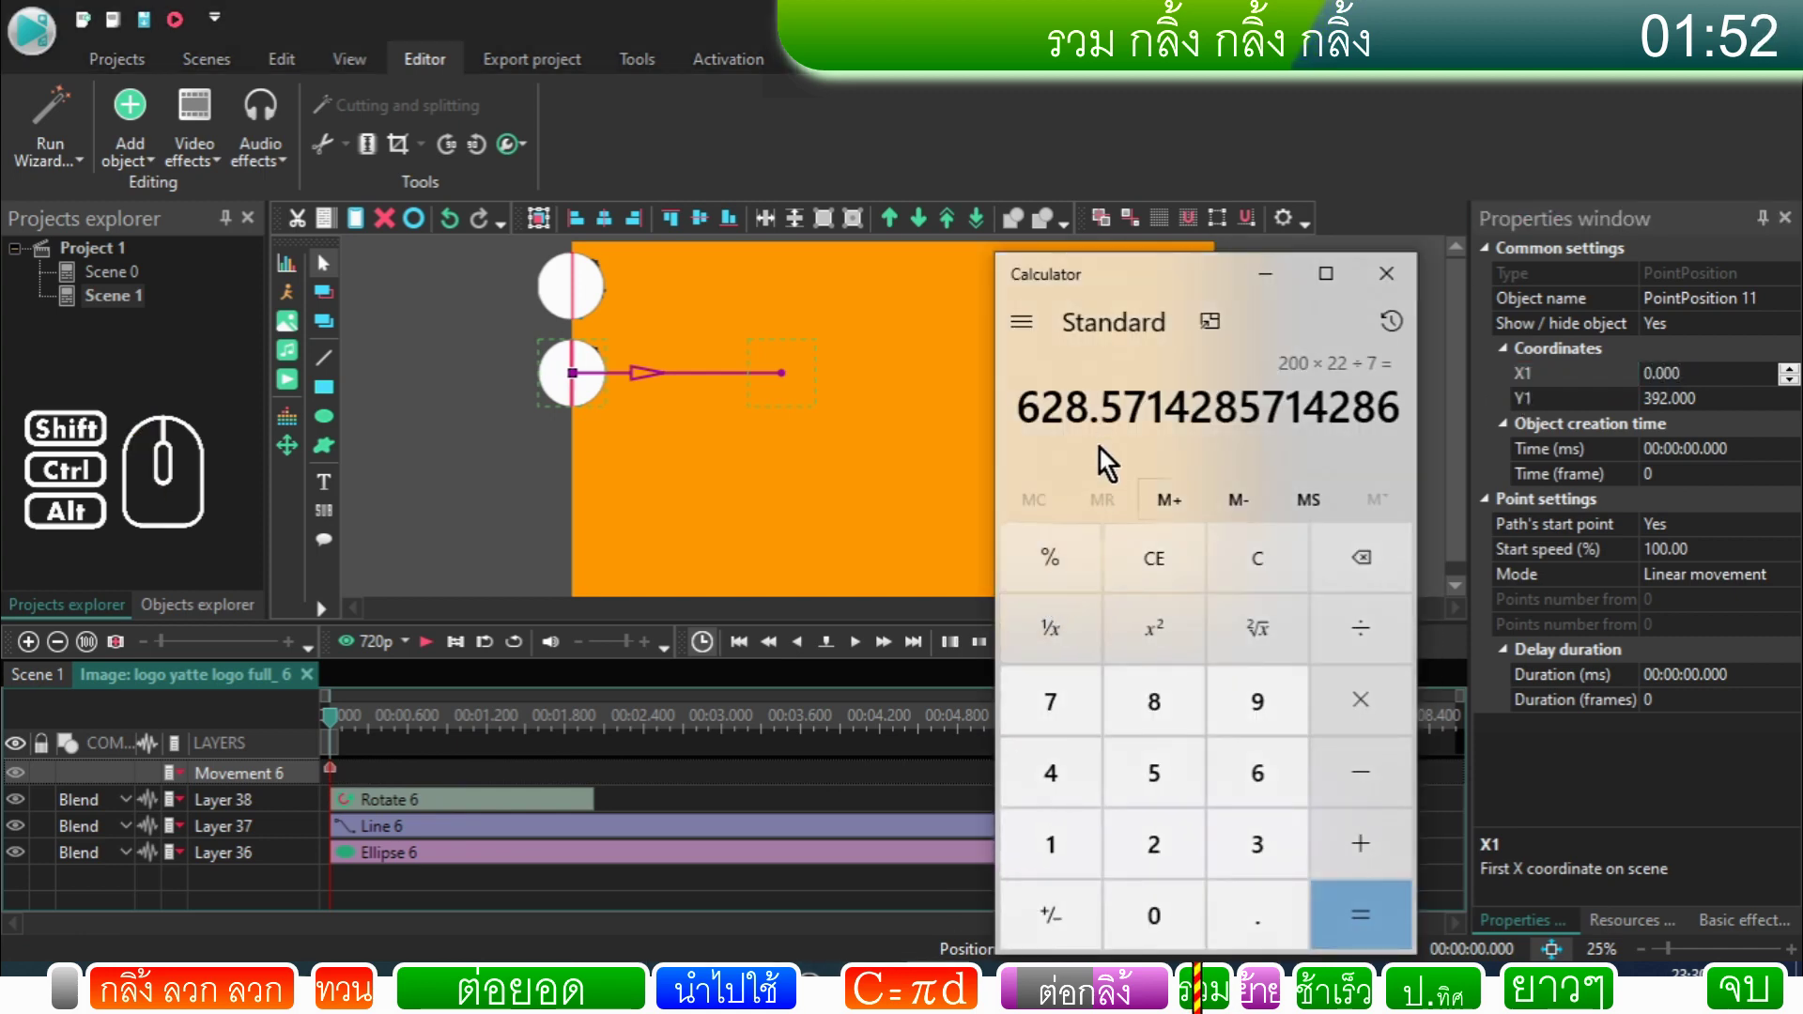
Step: Compute 628.571 × 3 = 1885.714 in Calculator and select the path's end point for that X
left_click(1364, 713)
left_click(1267, 849)
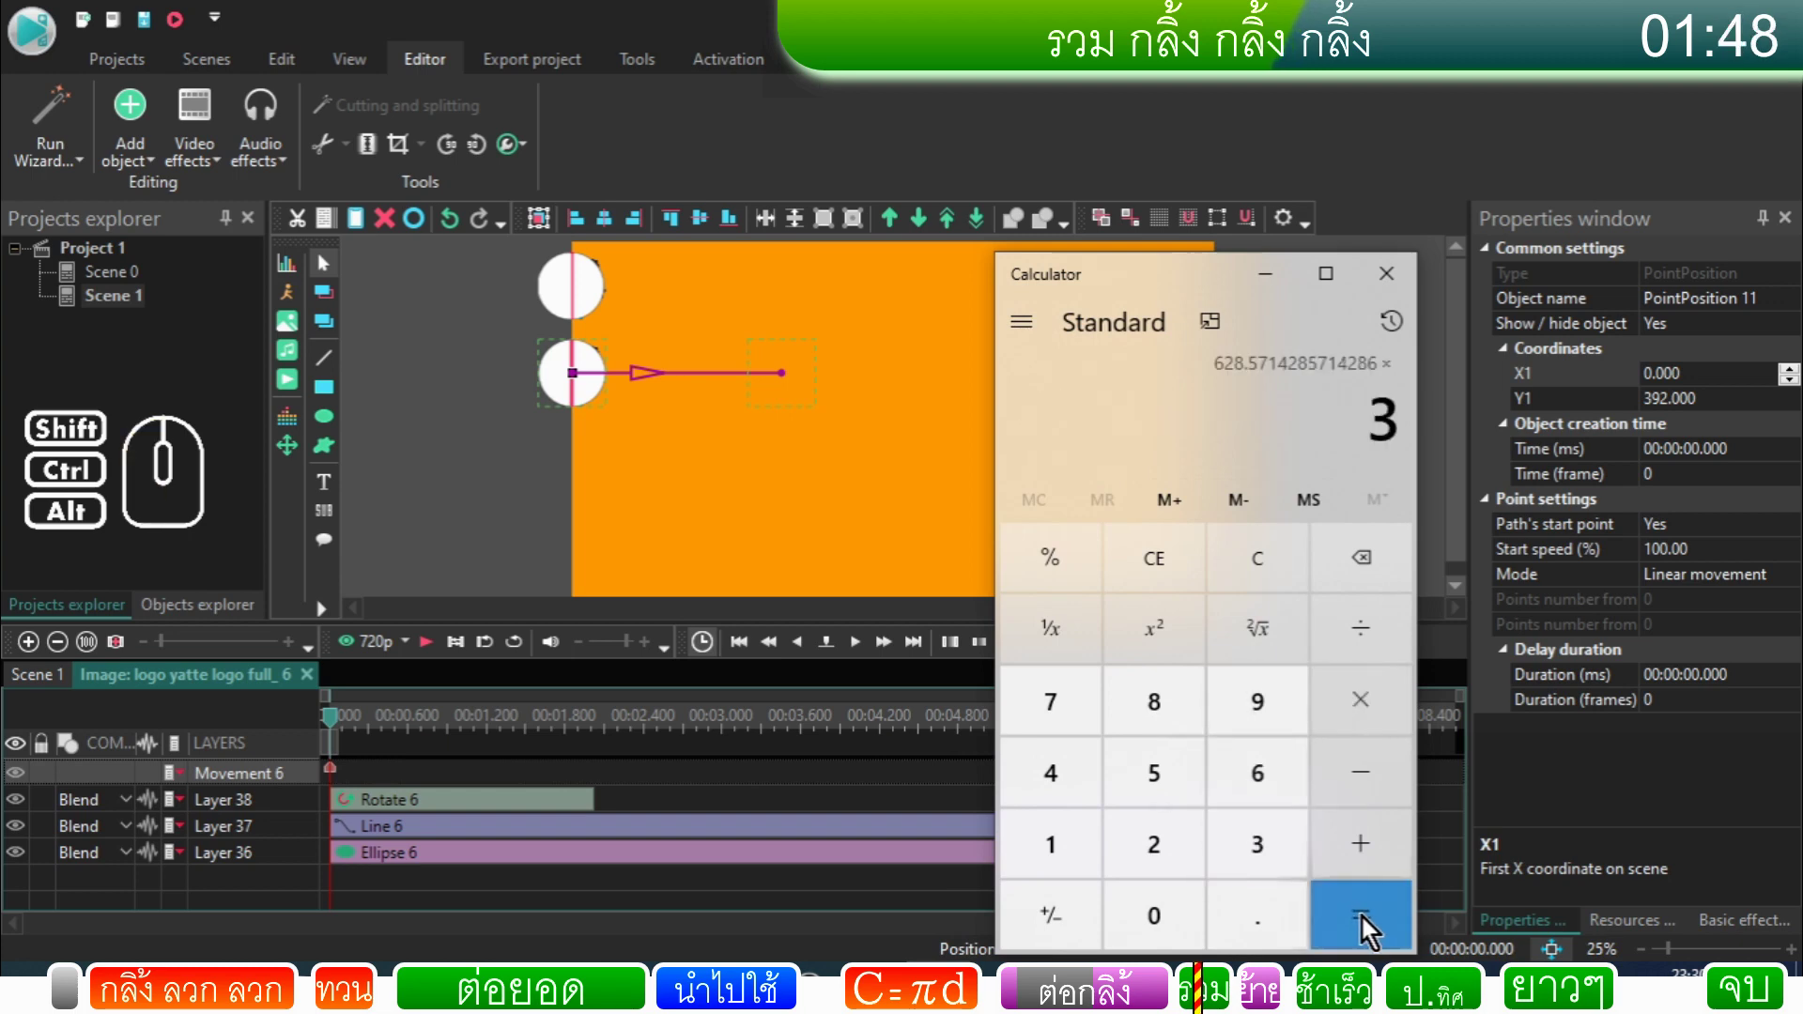
left_click(1369, 931)
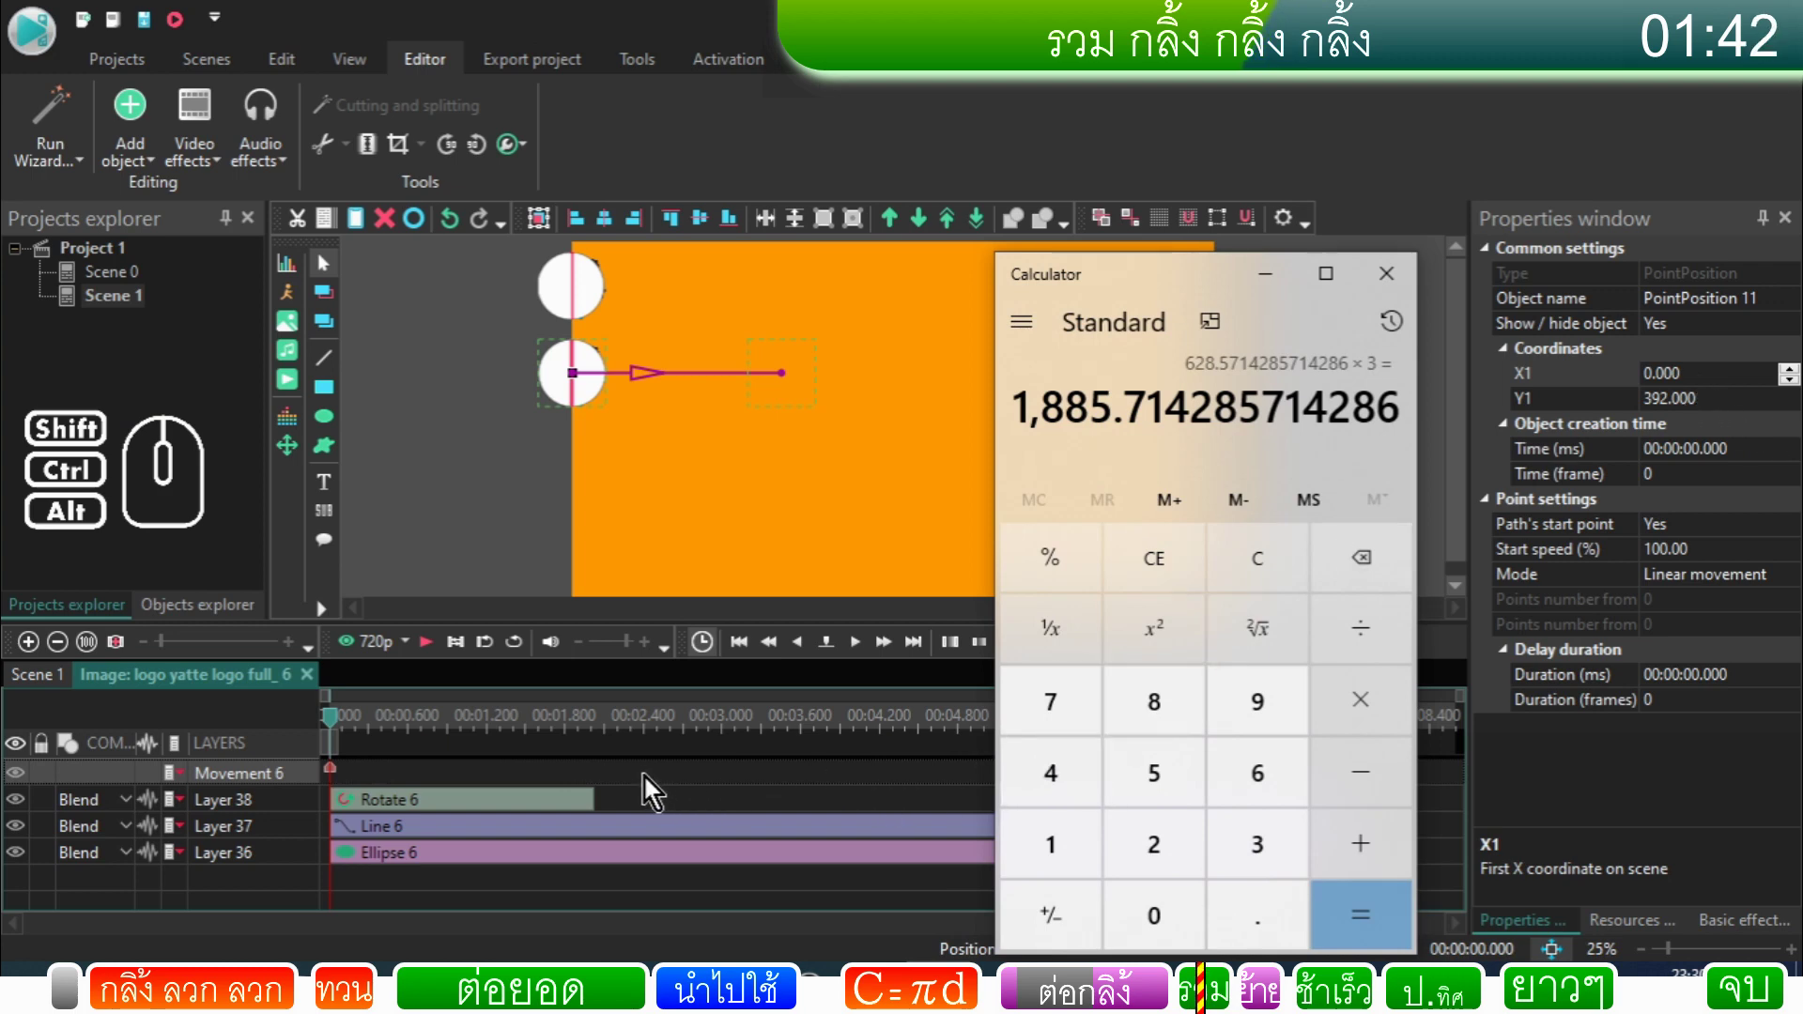
left_click(651, 787)
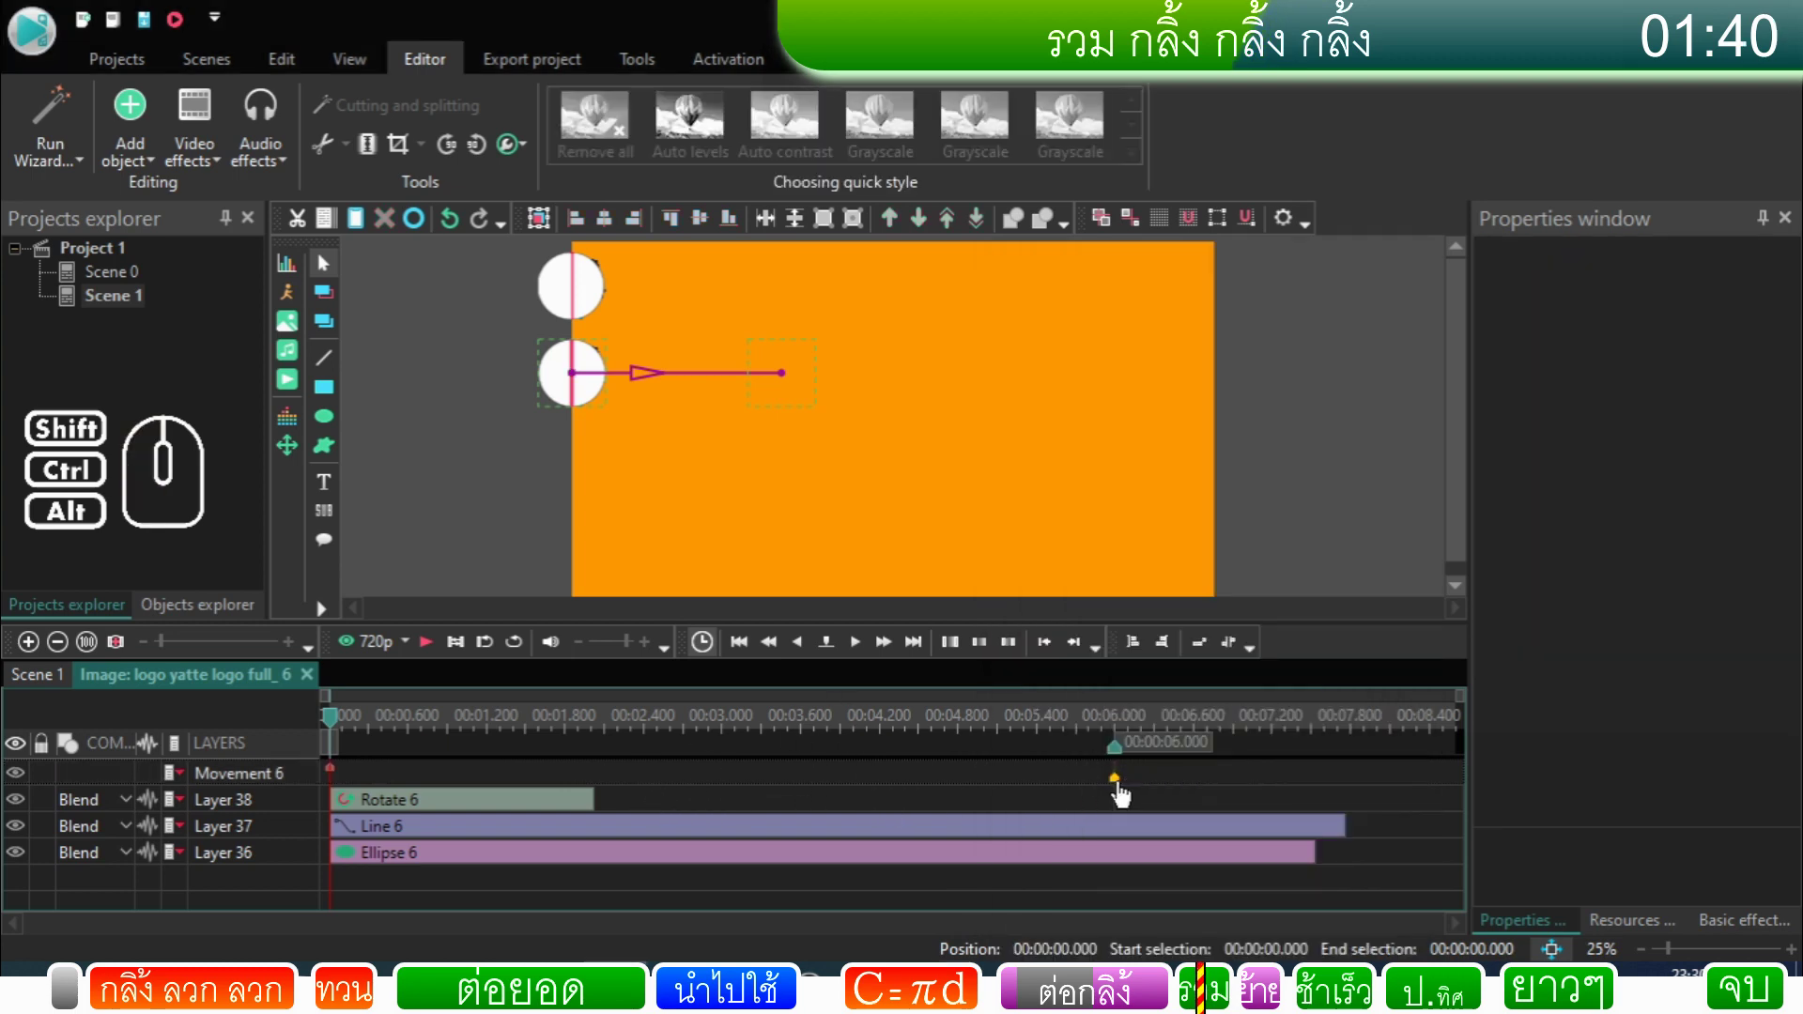
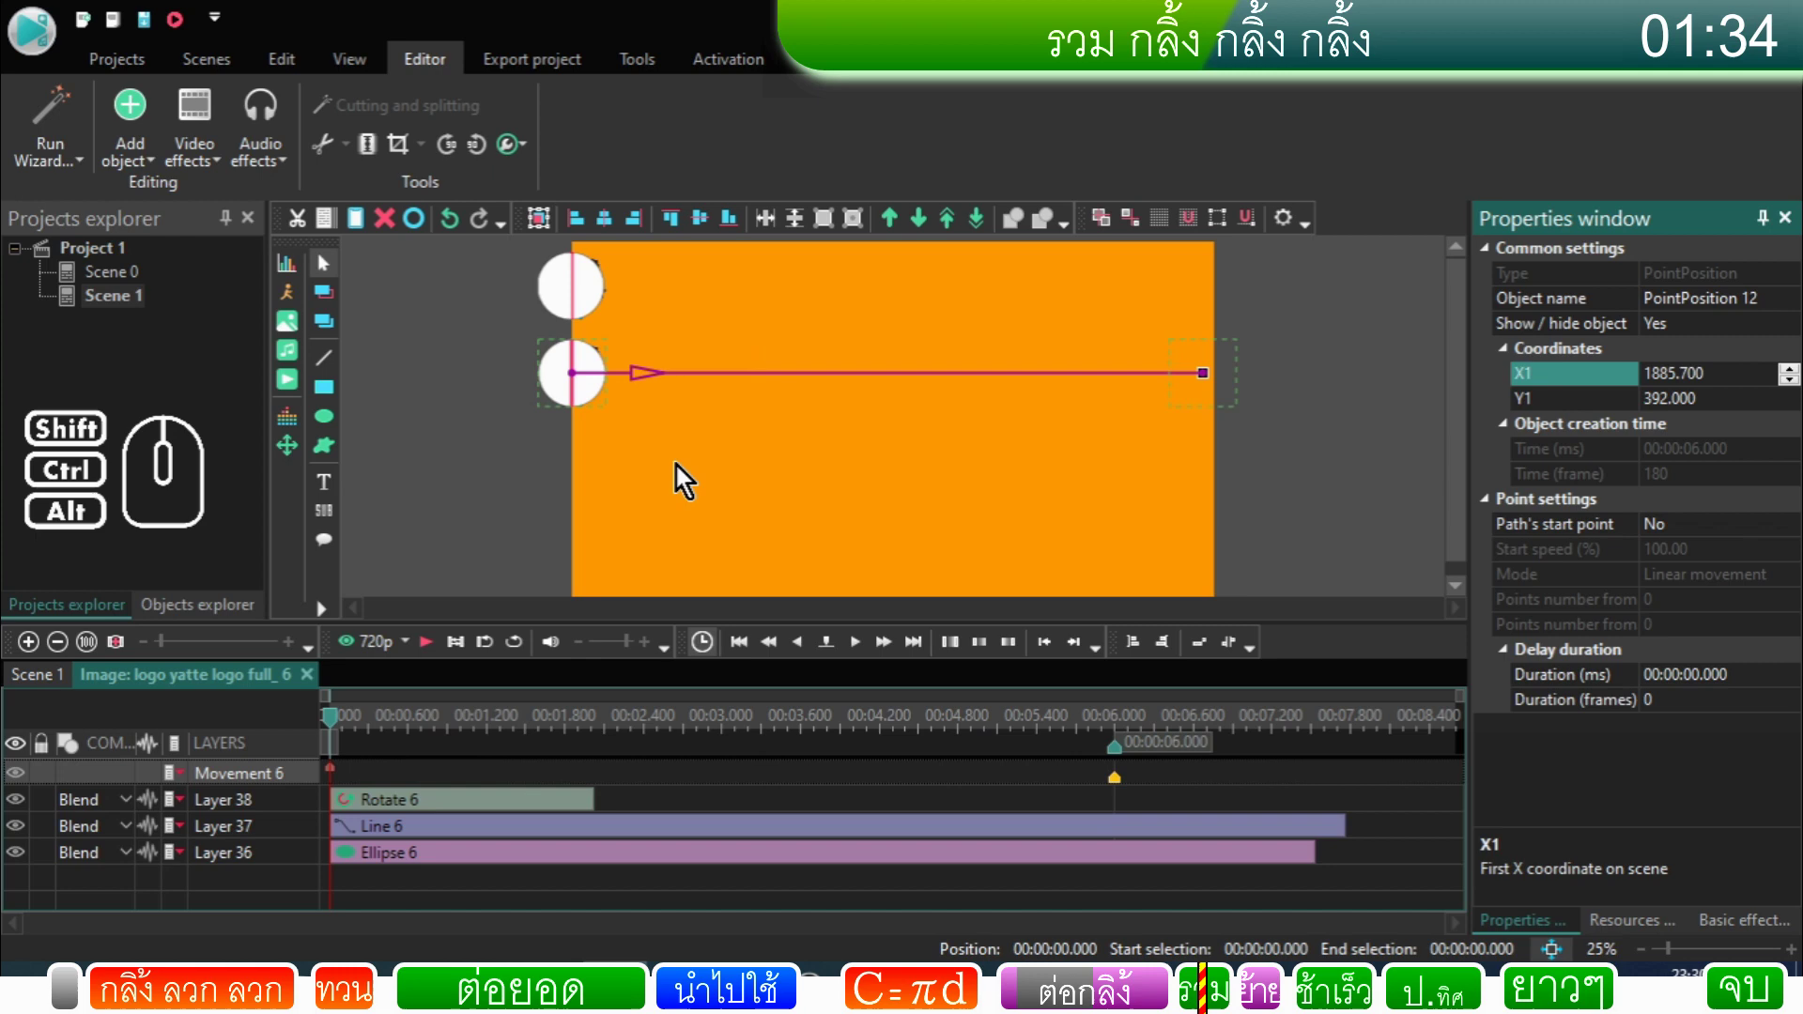
Step: Duplicate Rotate 6 twice and stack Rotate 8 and Rotate 7 directly under it
left_click(515, 816)
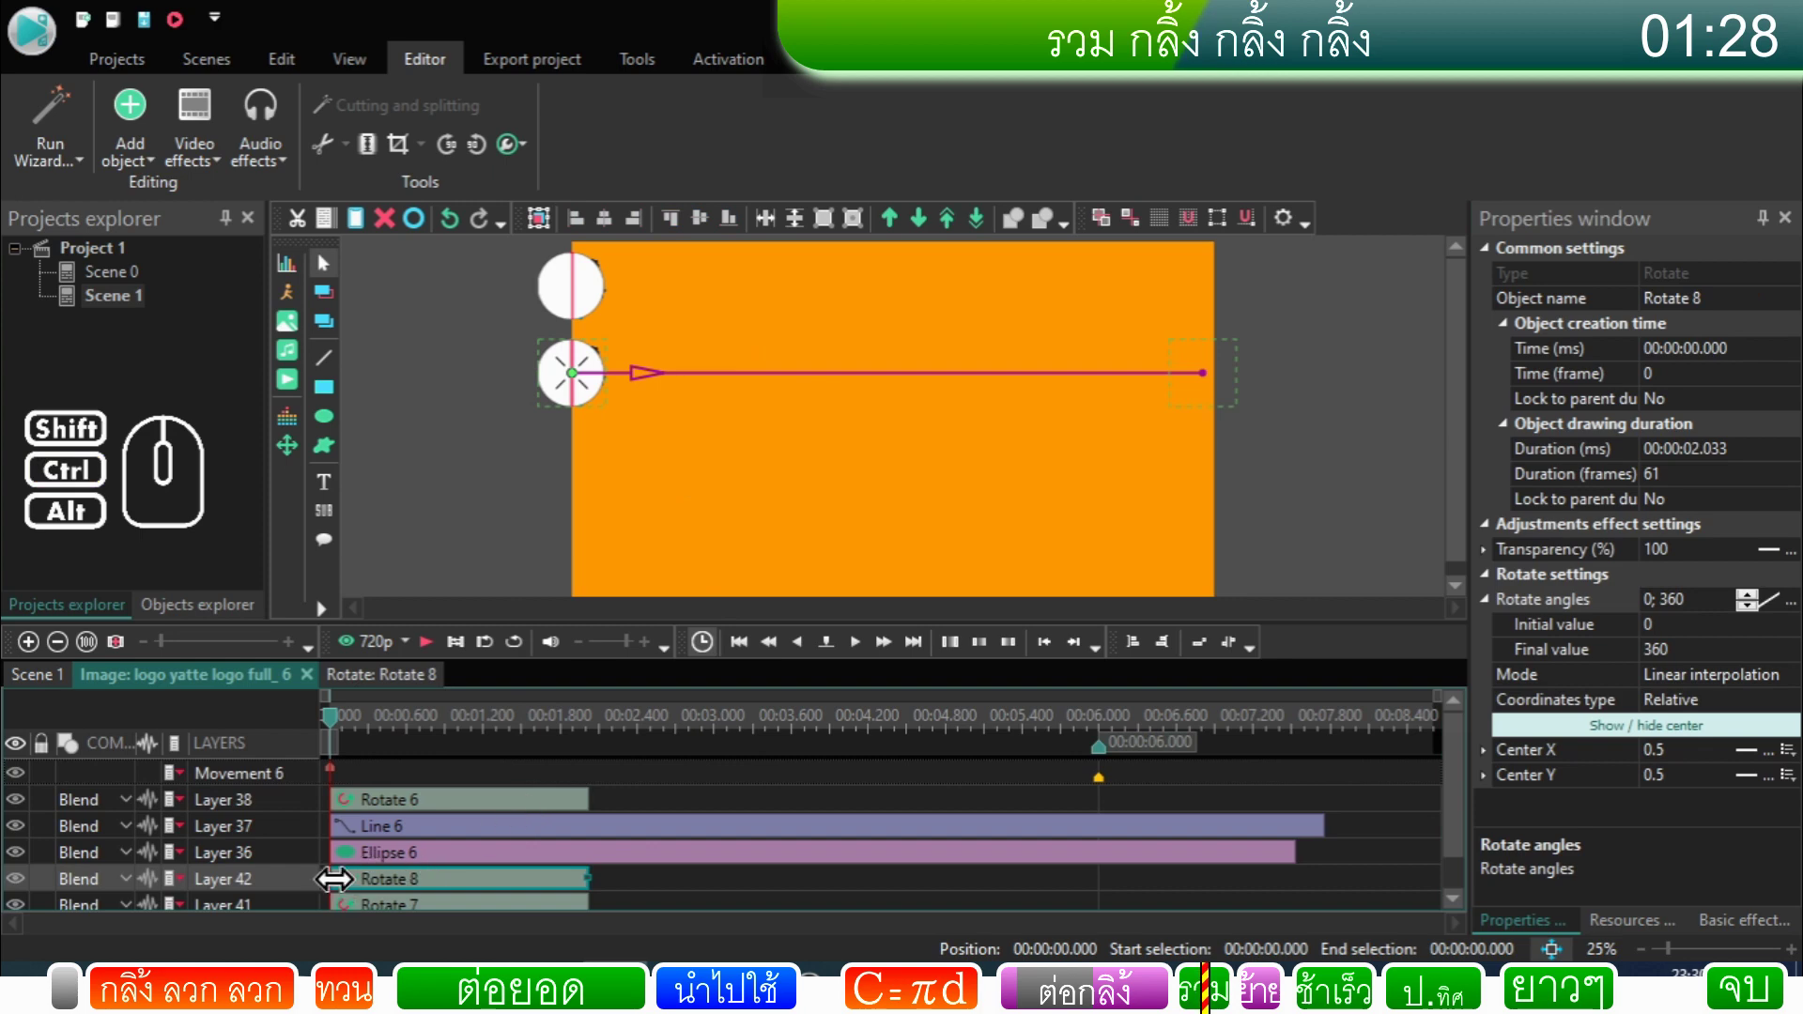
left_click_drag(317, 888, 318, 830)
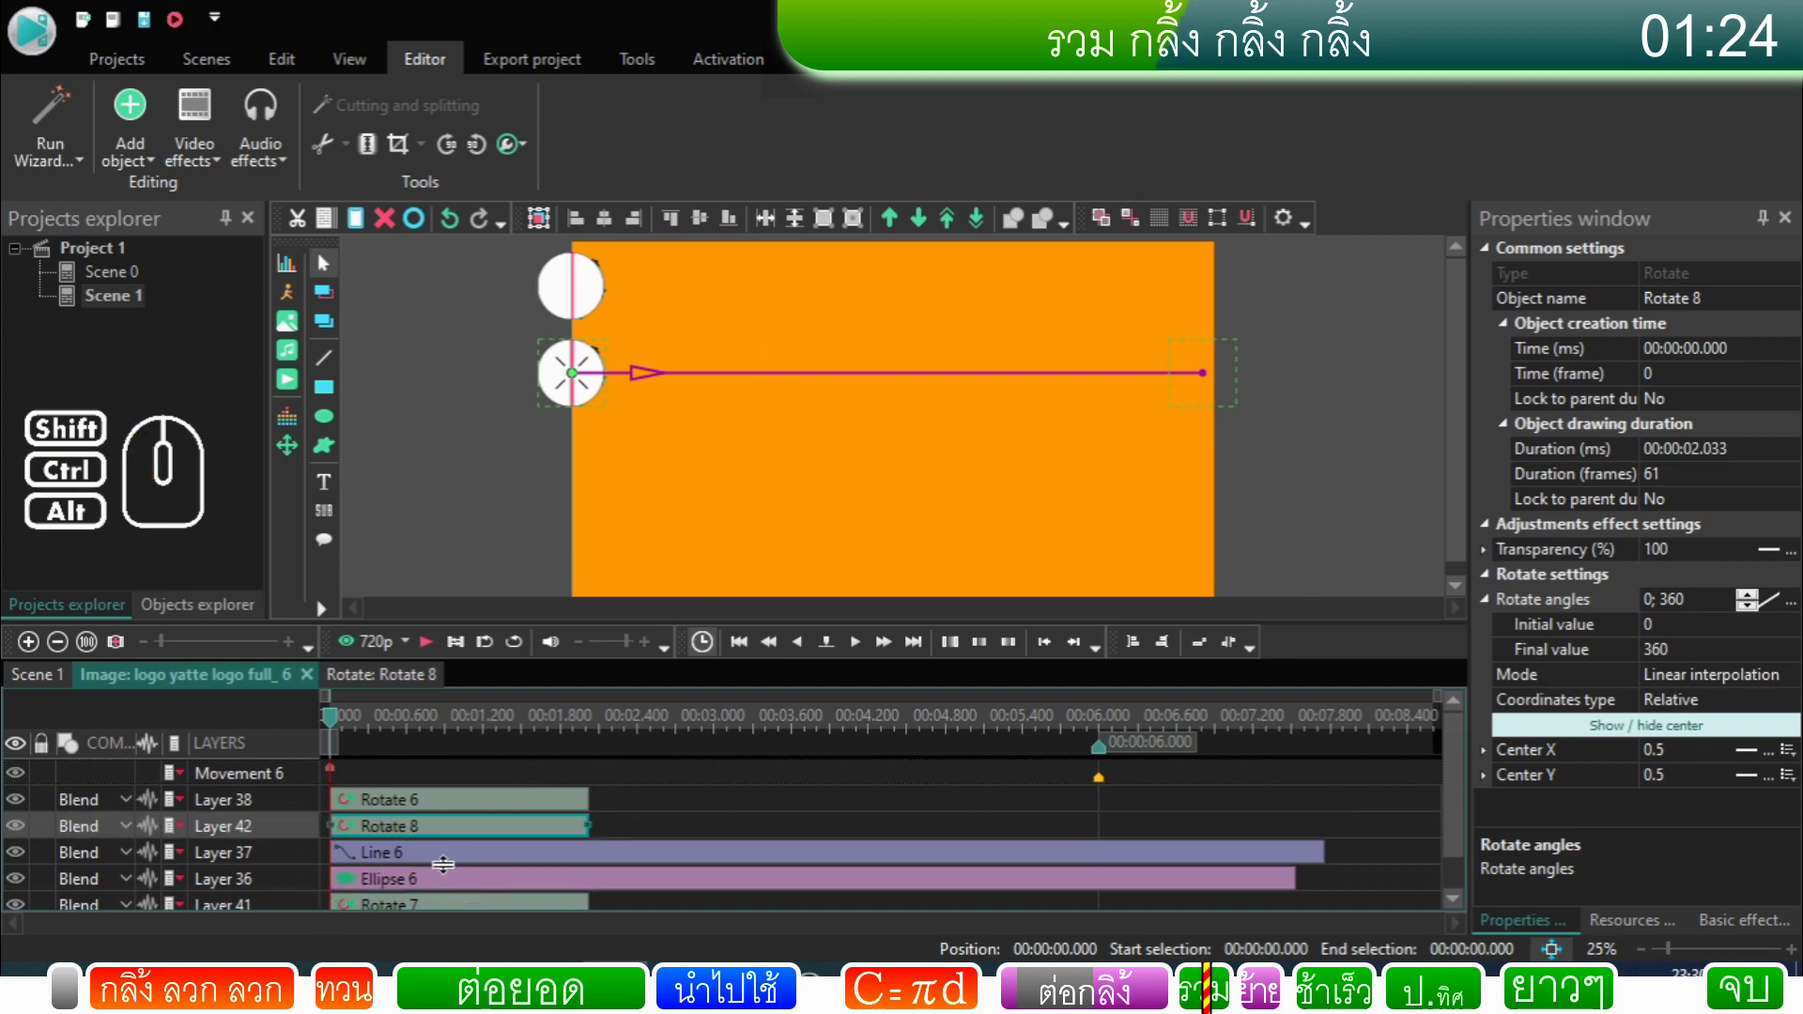
left_click(310, 914)
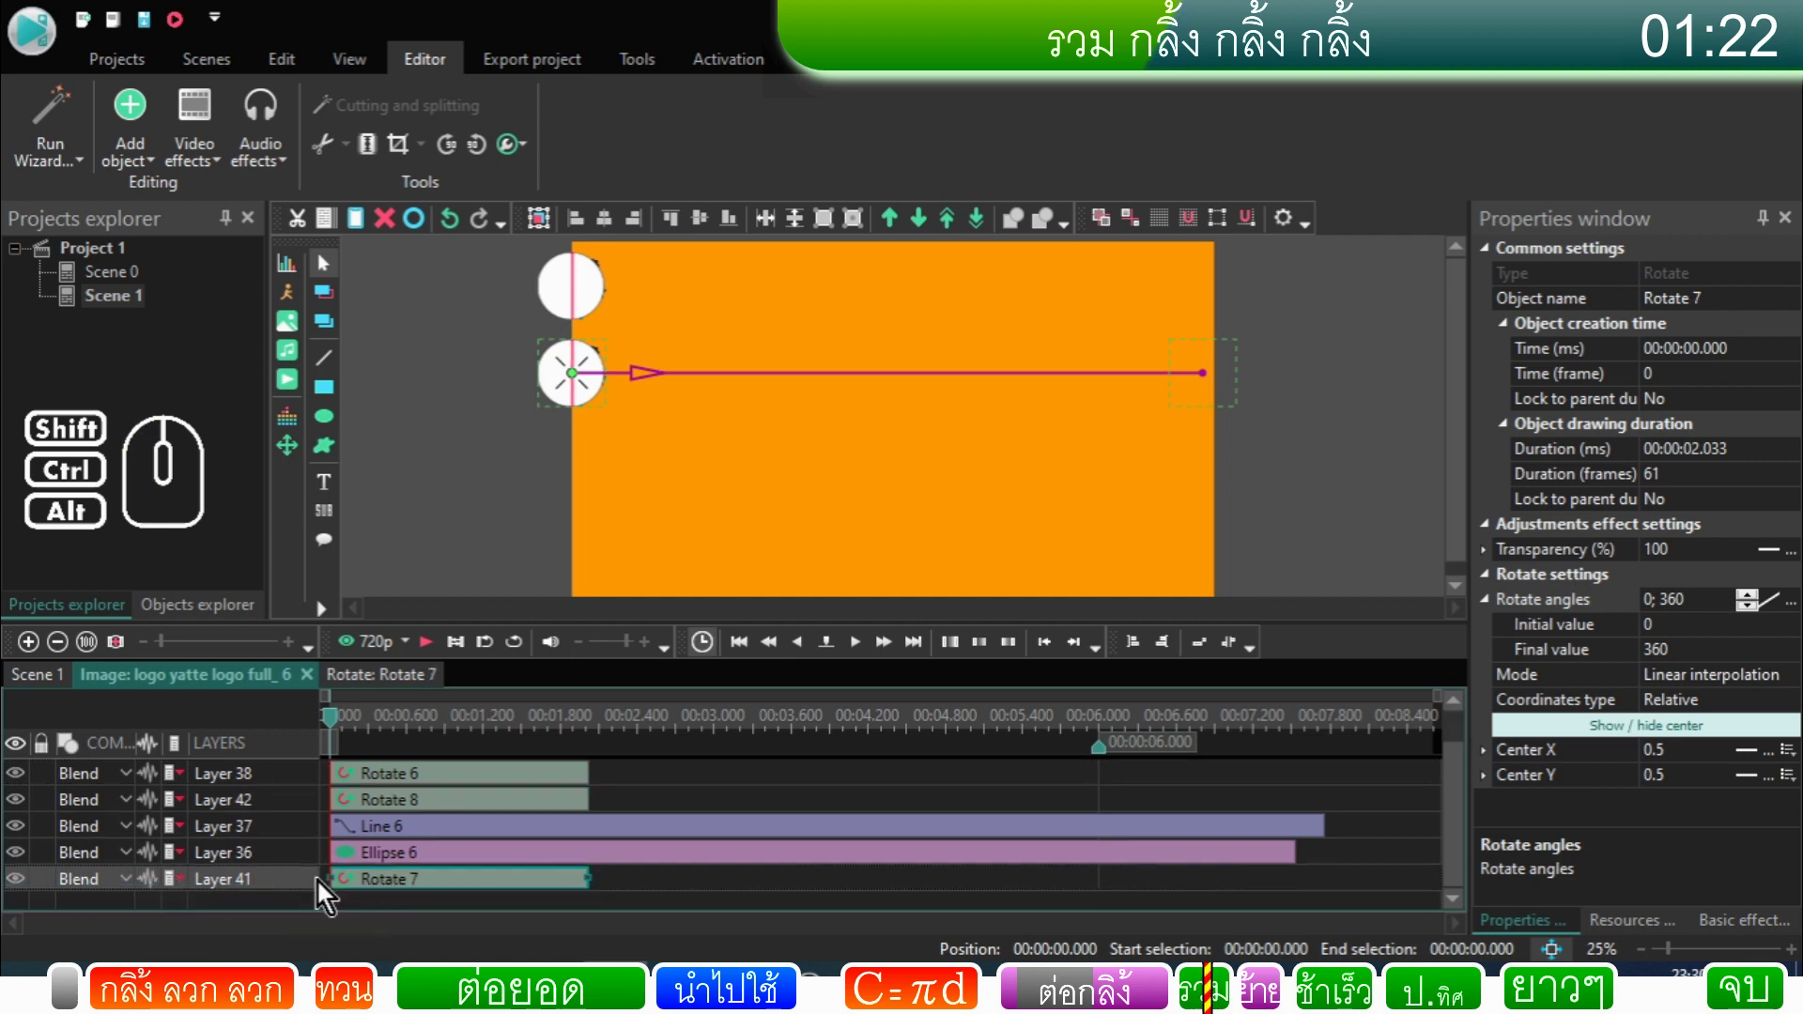
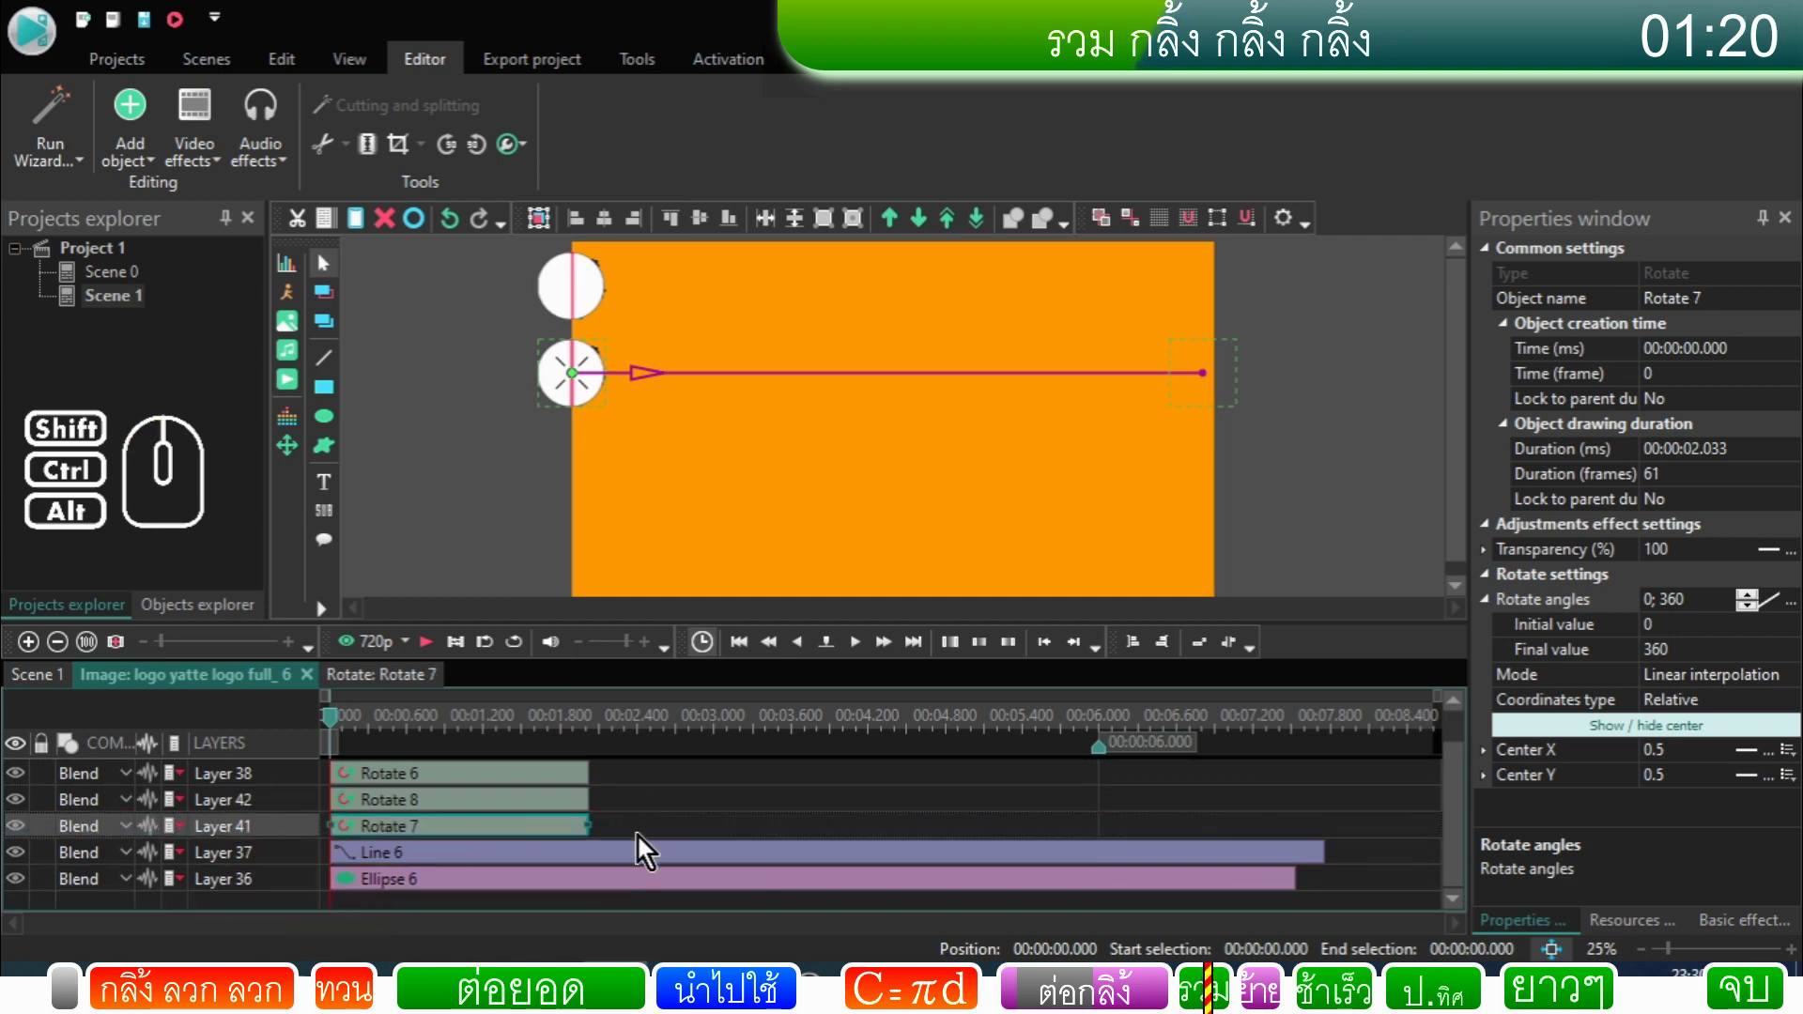
left_click_drag(643, 845, 571, 781)
Step: Apply Set order so the three rotations run end to end, then box-select all three
left_click(1211, 652)
left_click(879, 771)
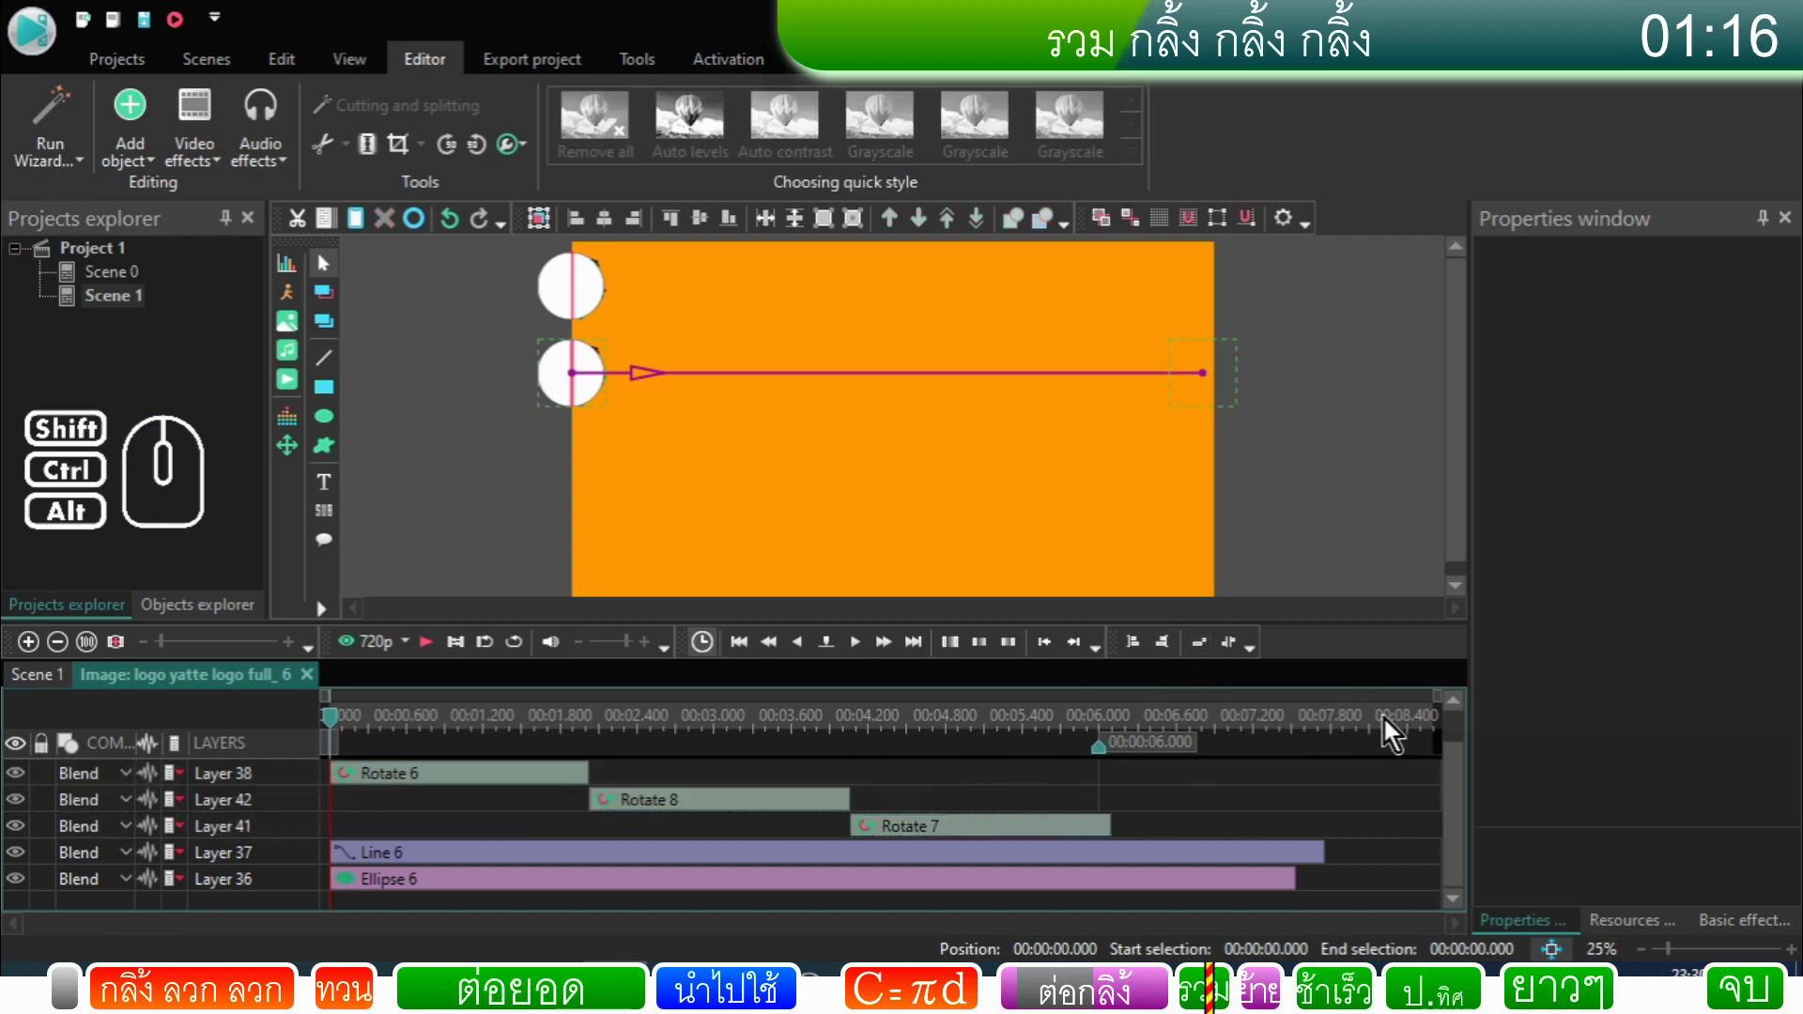
left_click_drag(1466, 787, 1460, 757)
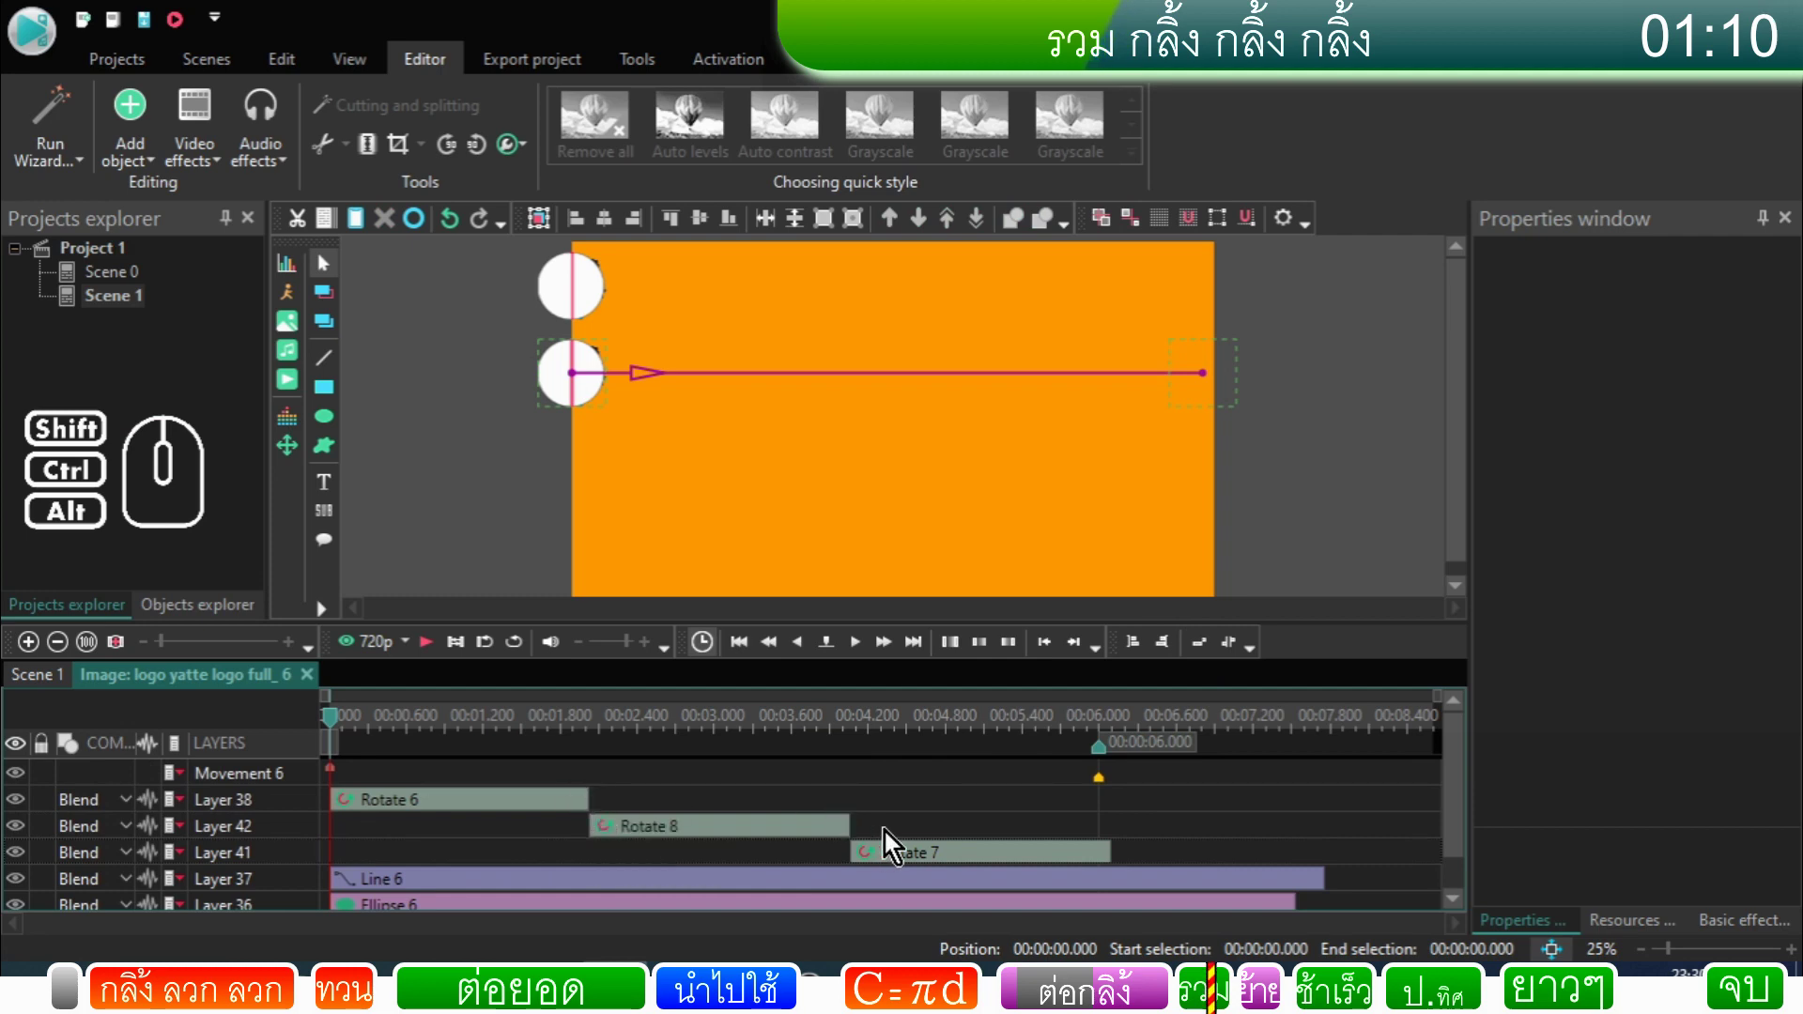
left_click_drag(886, 813, 576, 873)
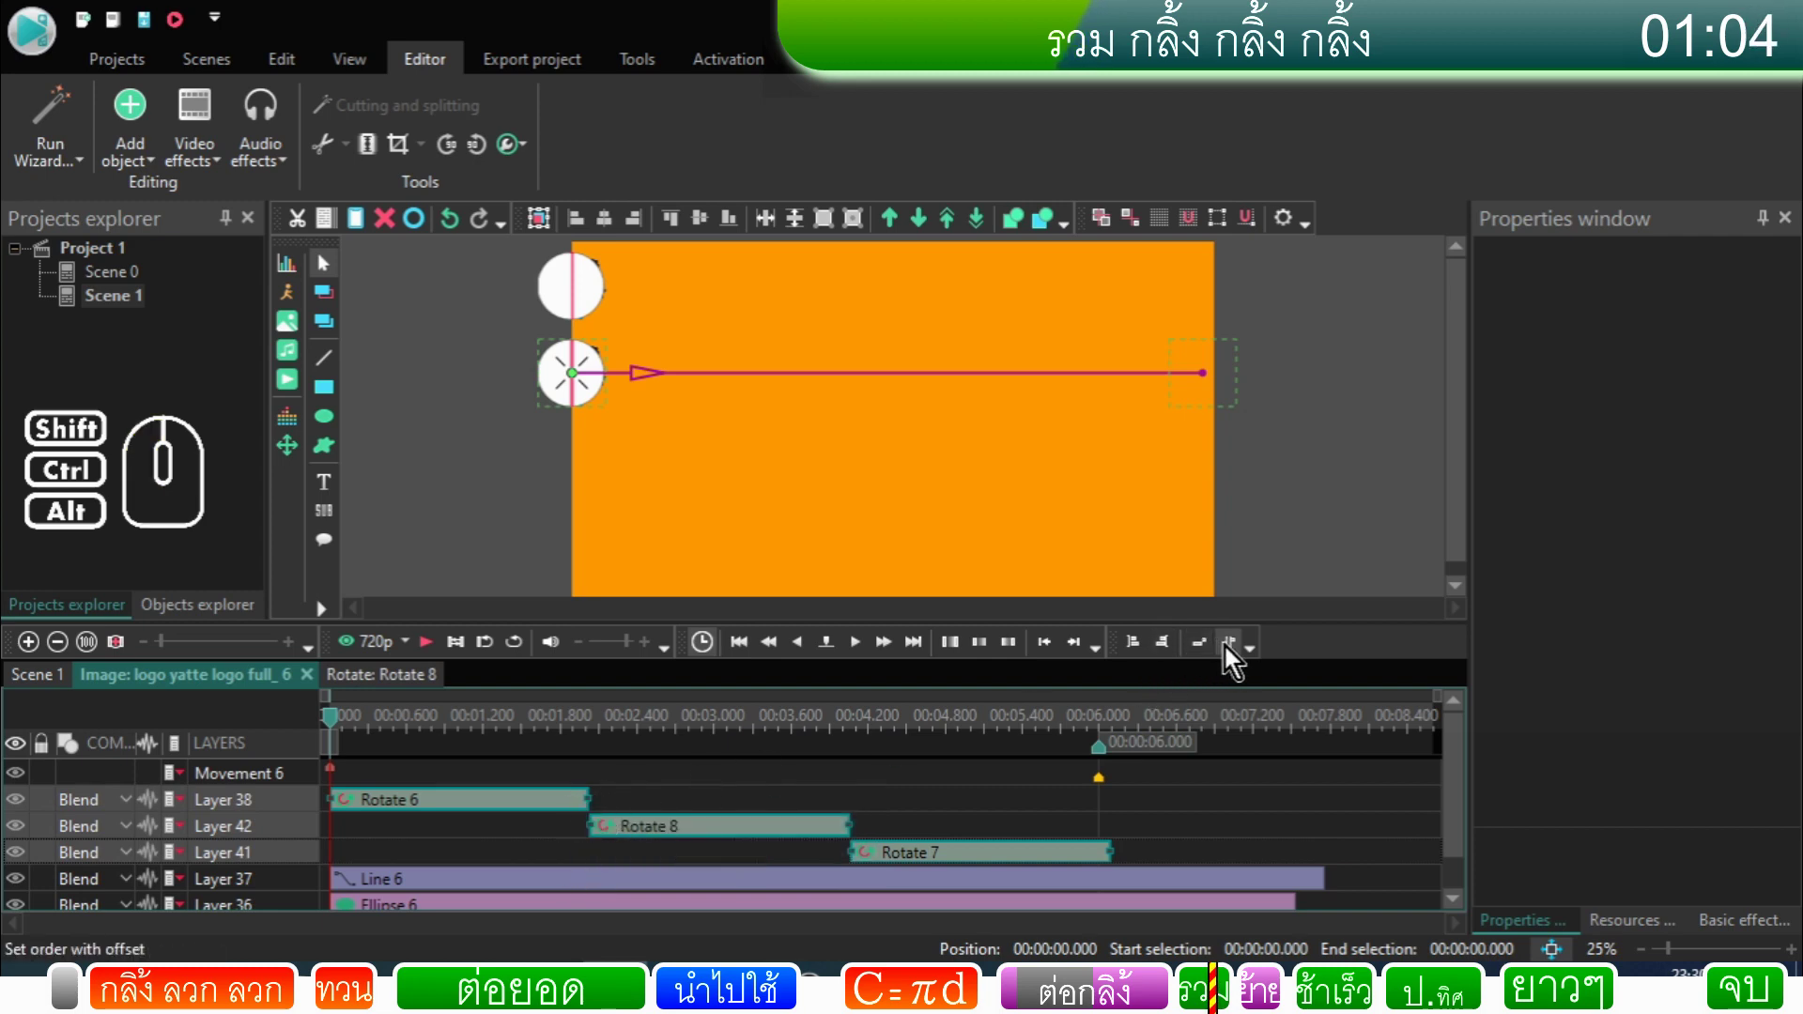
Step: Reorder the rotations with a one-frame negative offset so they start at 0, 2 and 4 s
left_click(1234, 655)
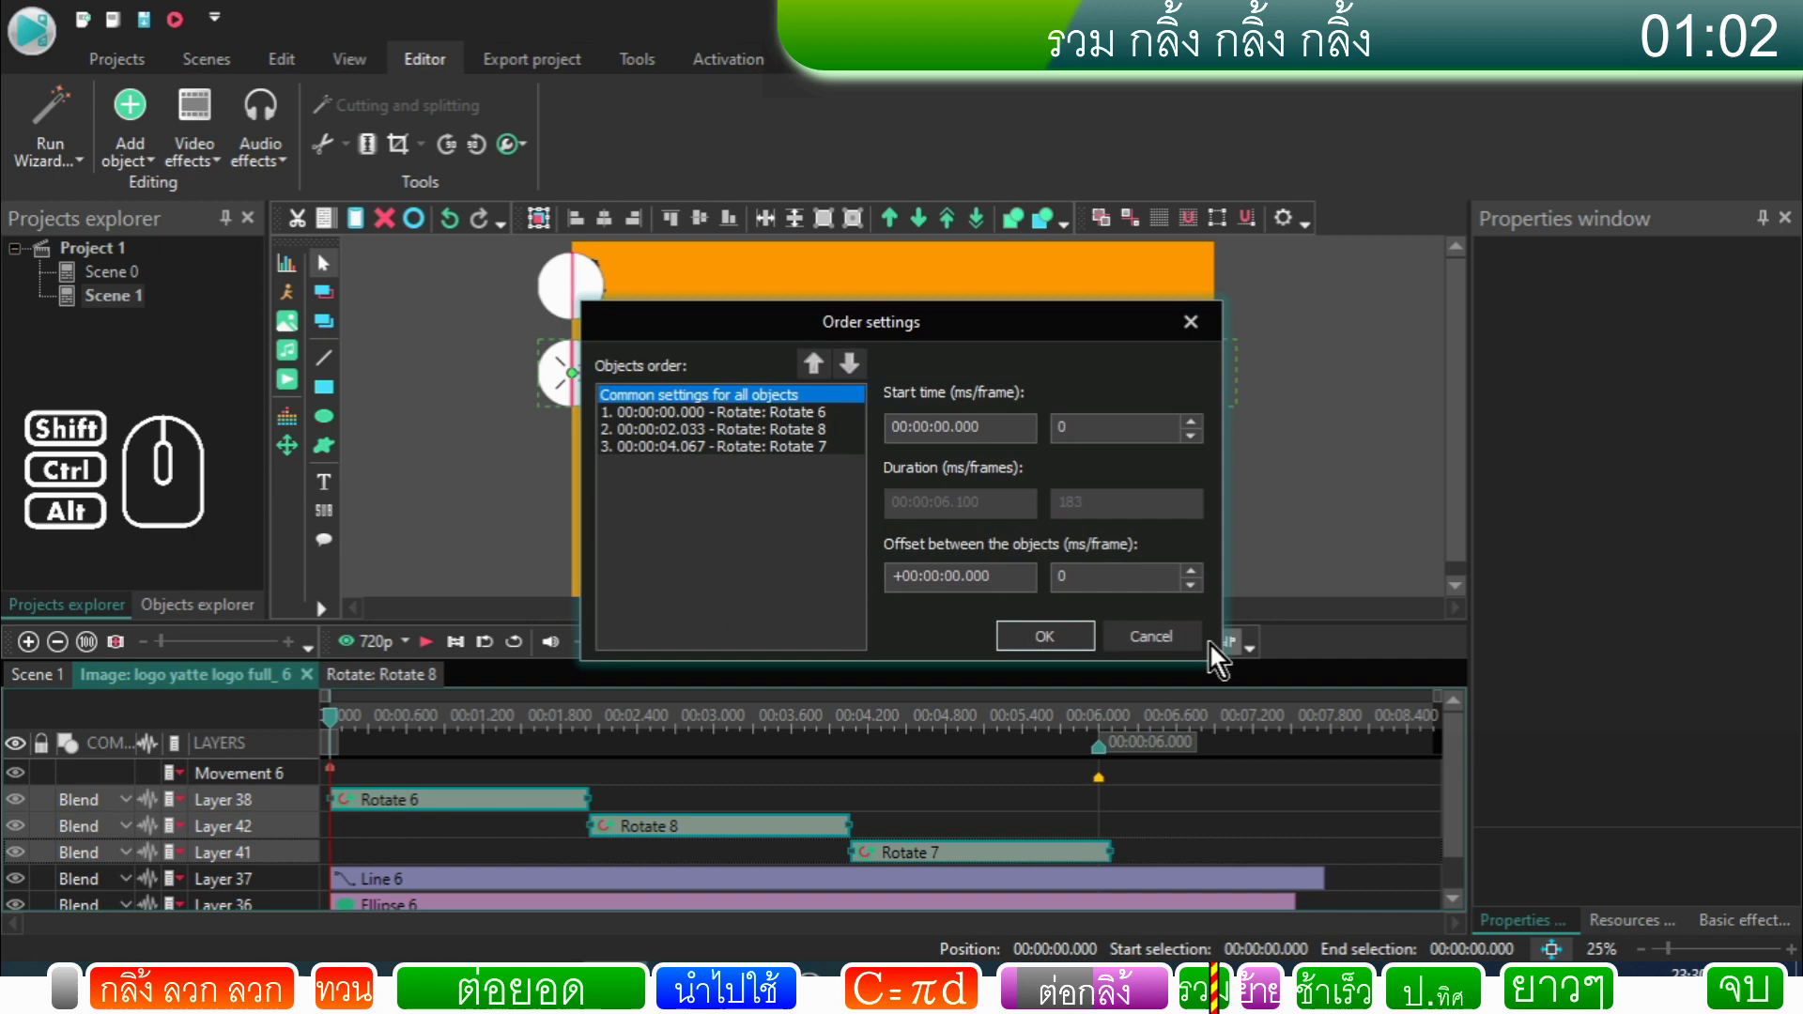
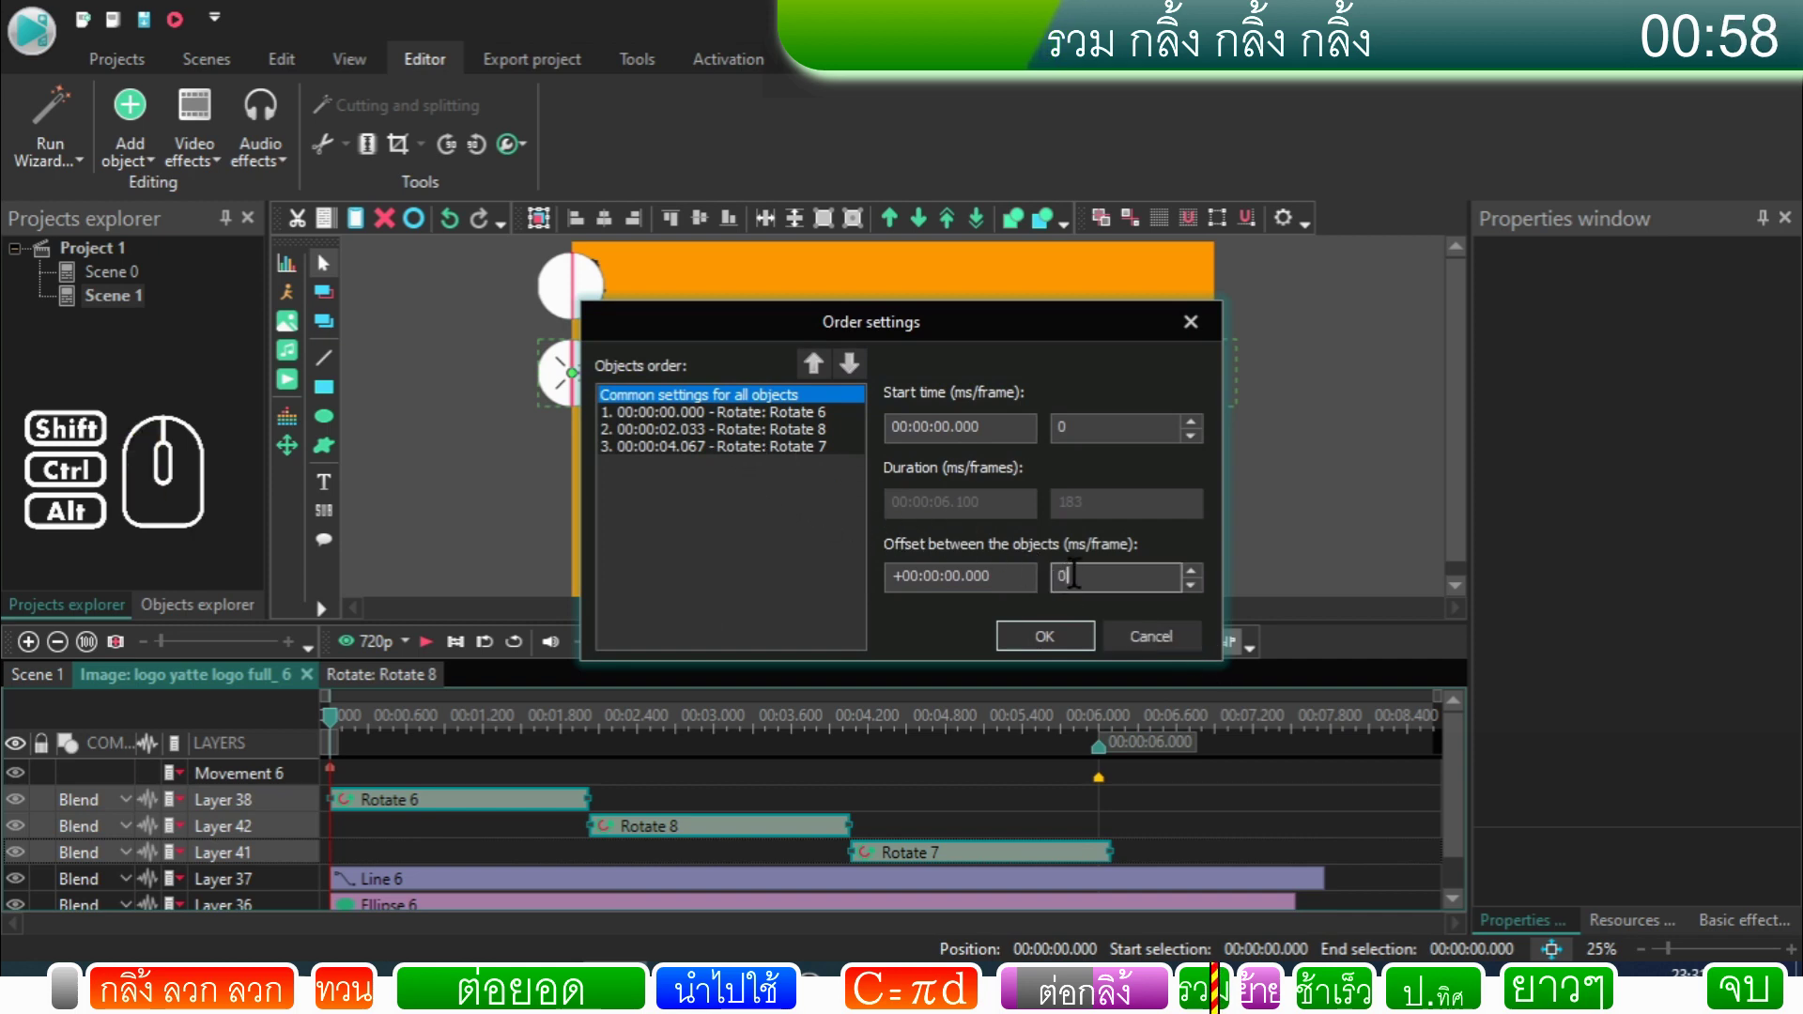
left_click(1202, 600)
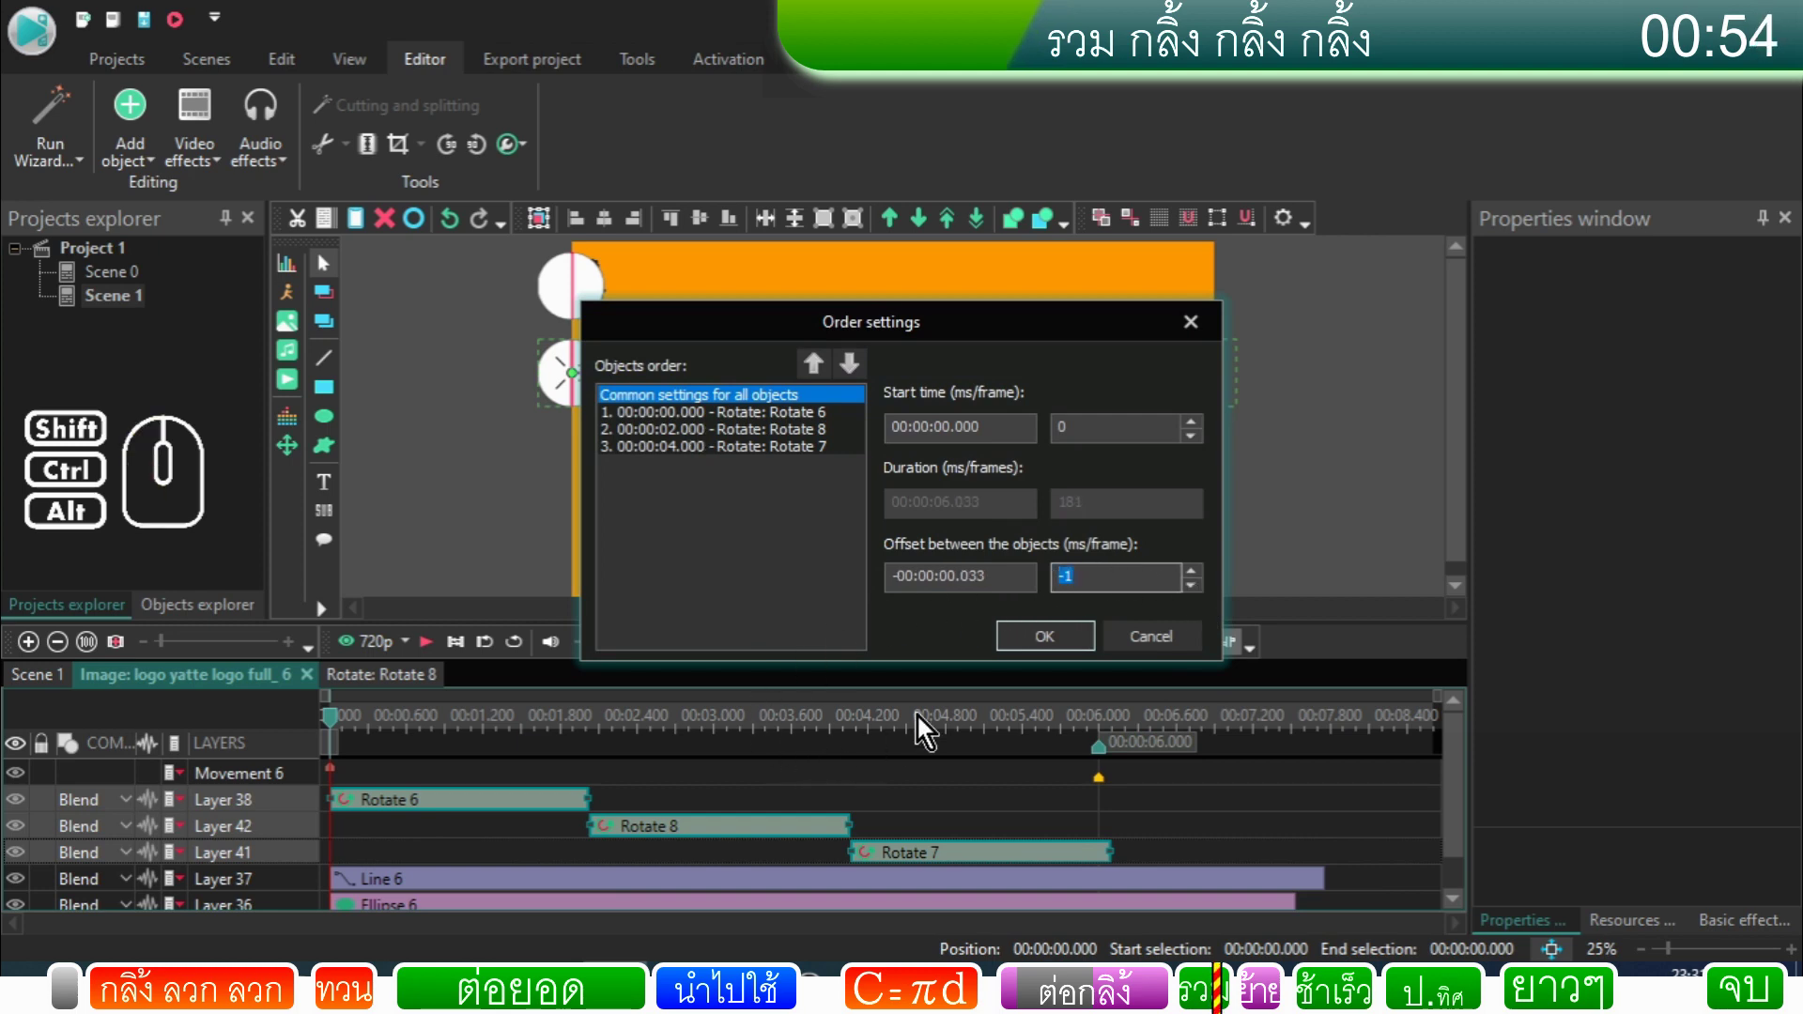
left_click(1069, 658)
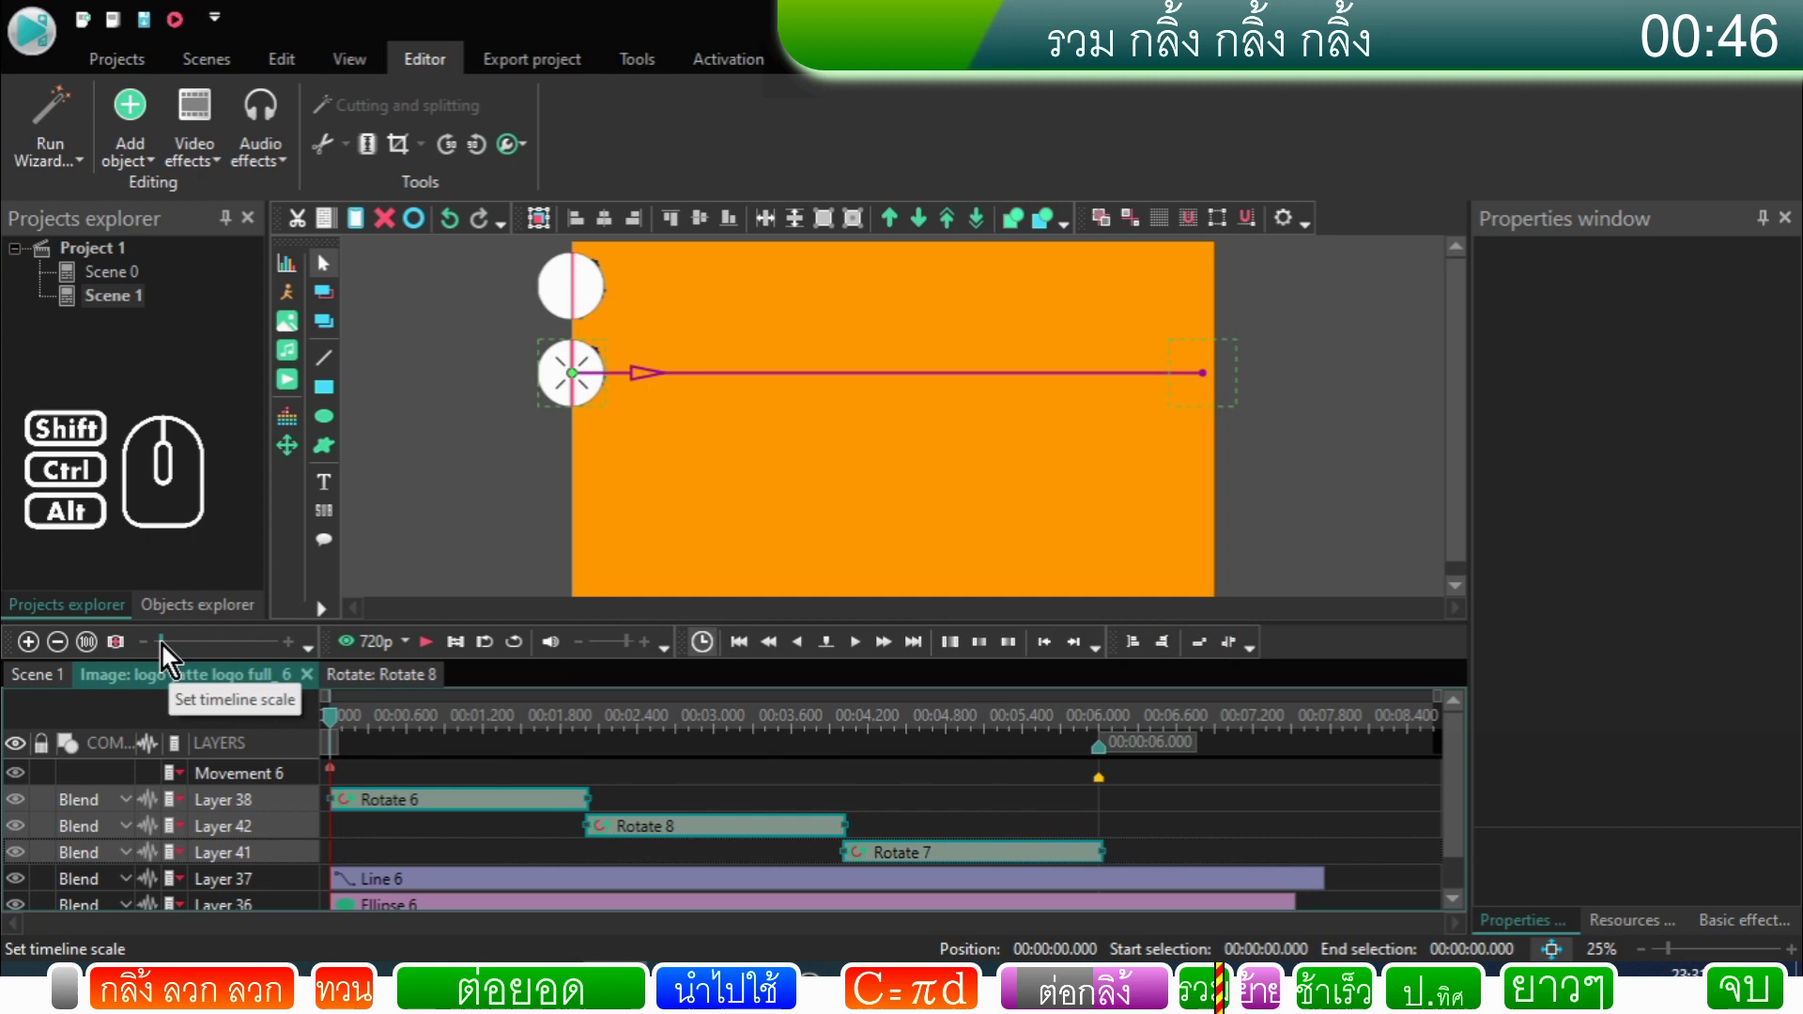
left_click_drag(164, 650, 265, 682)
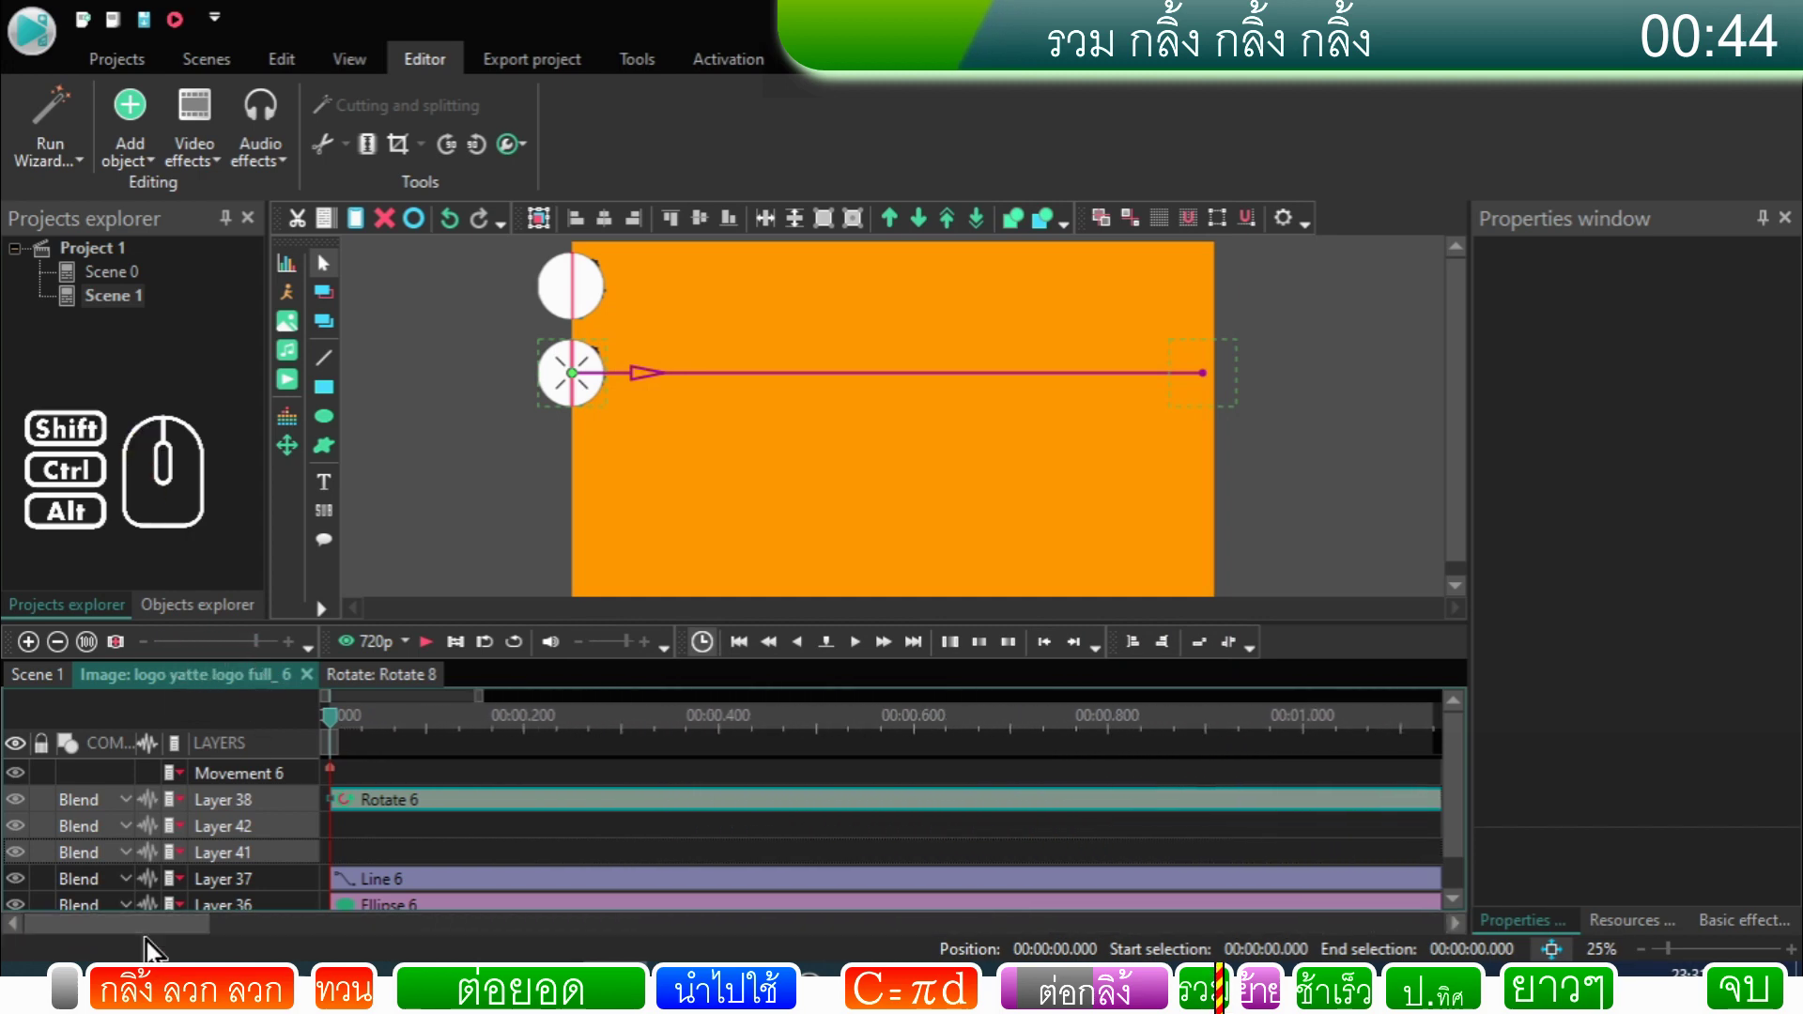
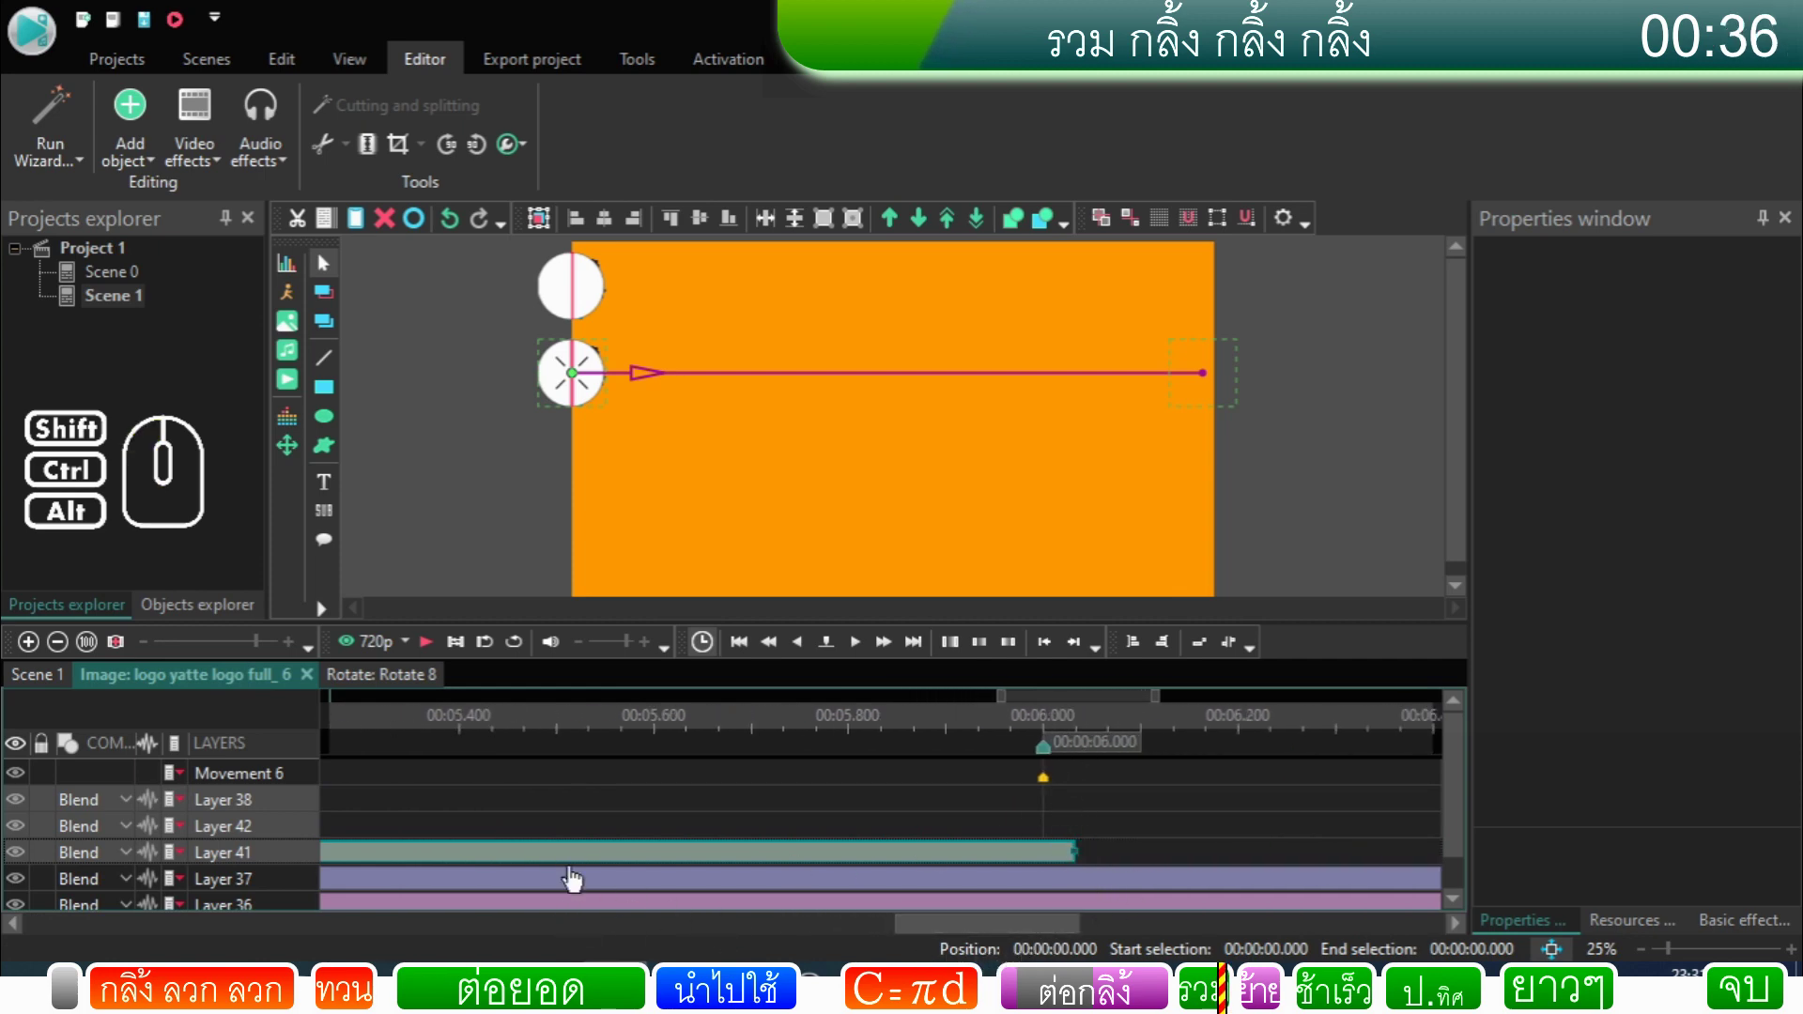
Step: Move the logo_6 layer below the other logo layer and preview the scene
left_click(46, 695)
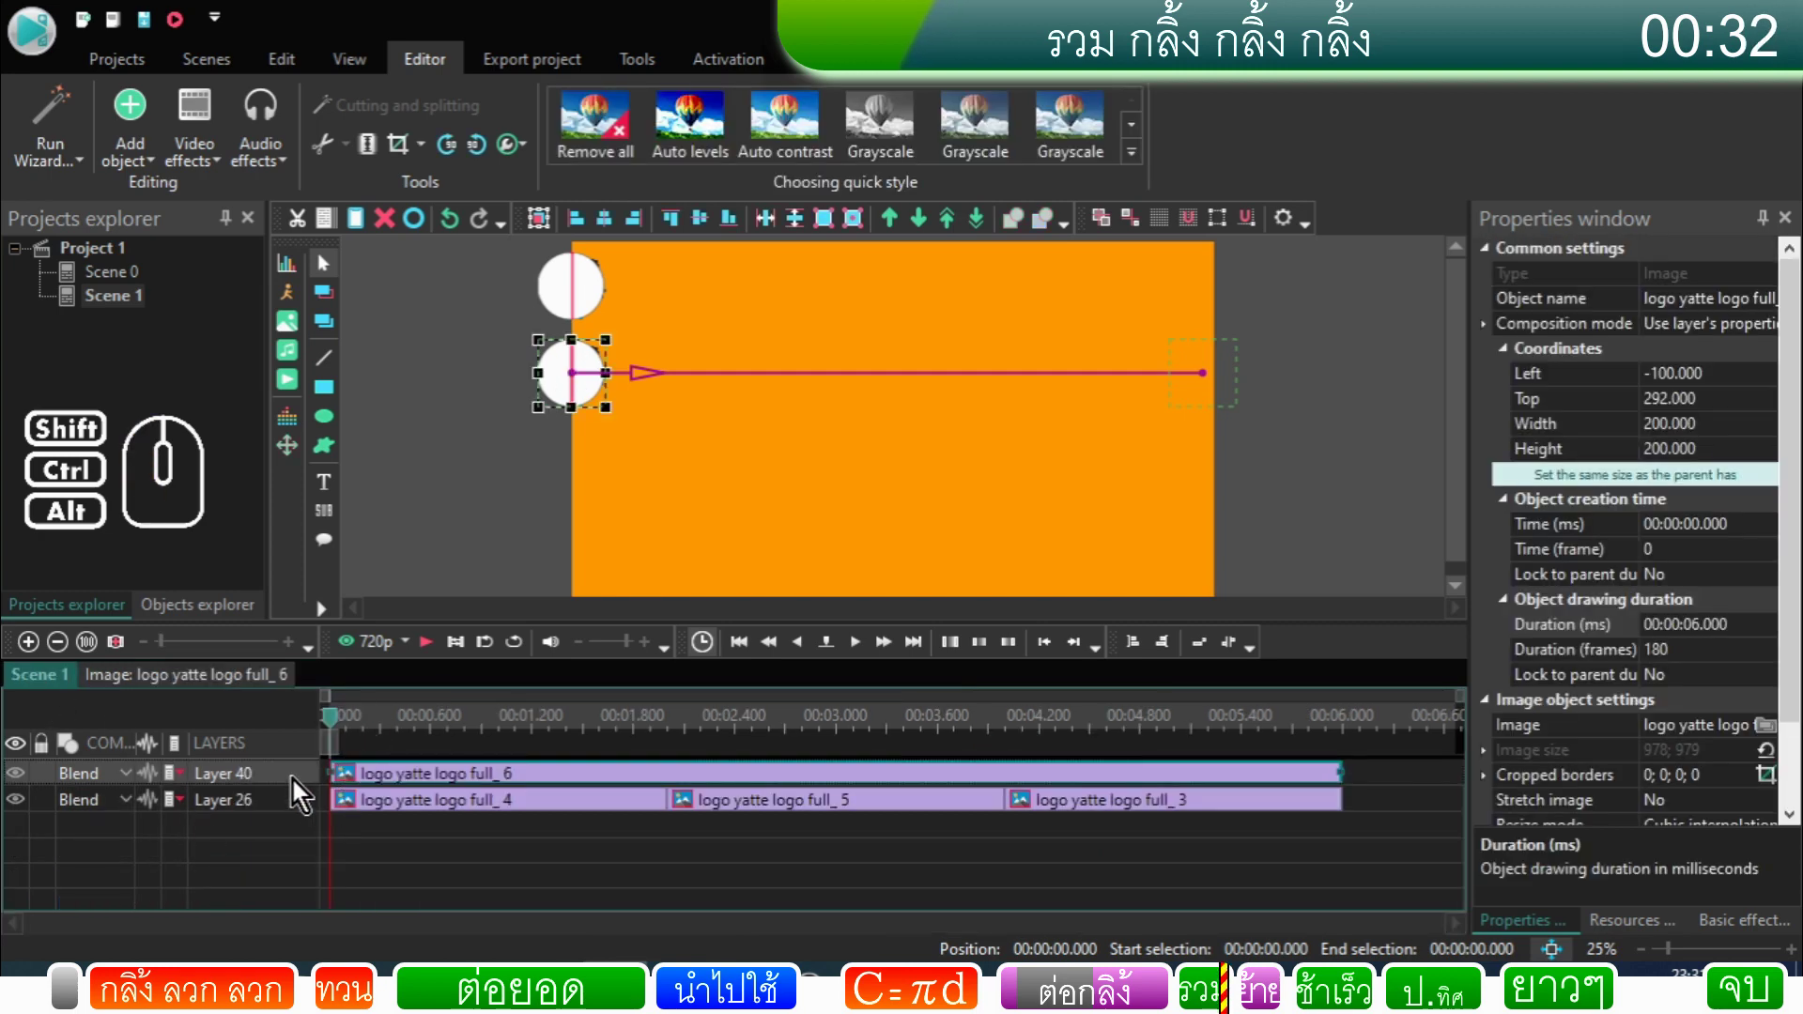
left_click_drag(298, 790, 298, 818)
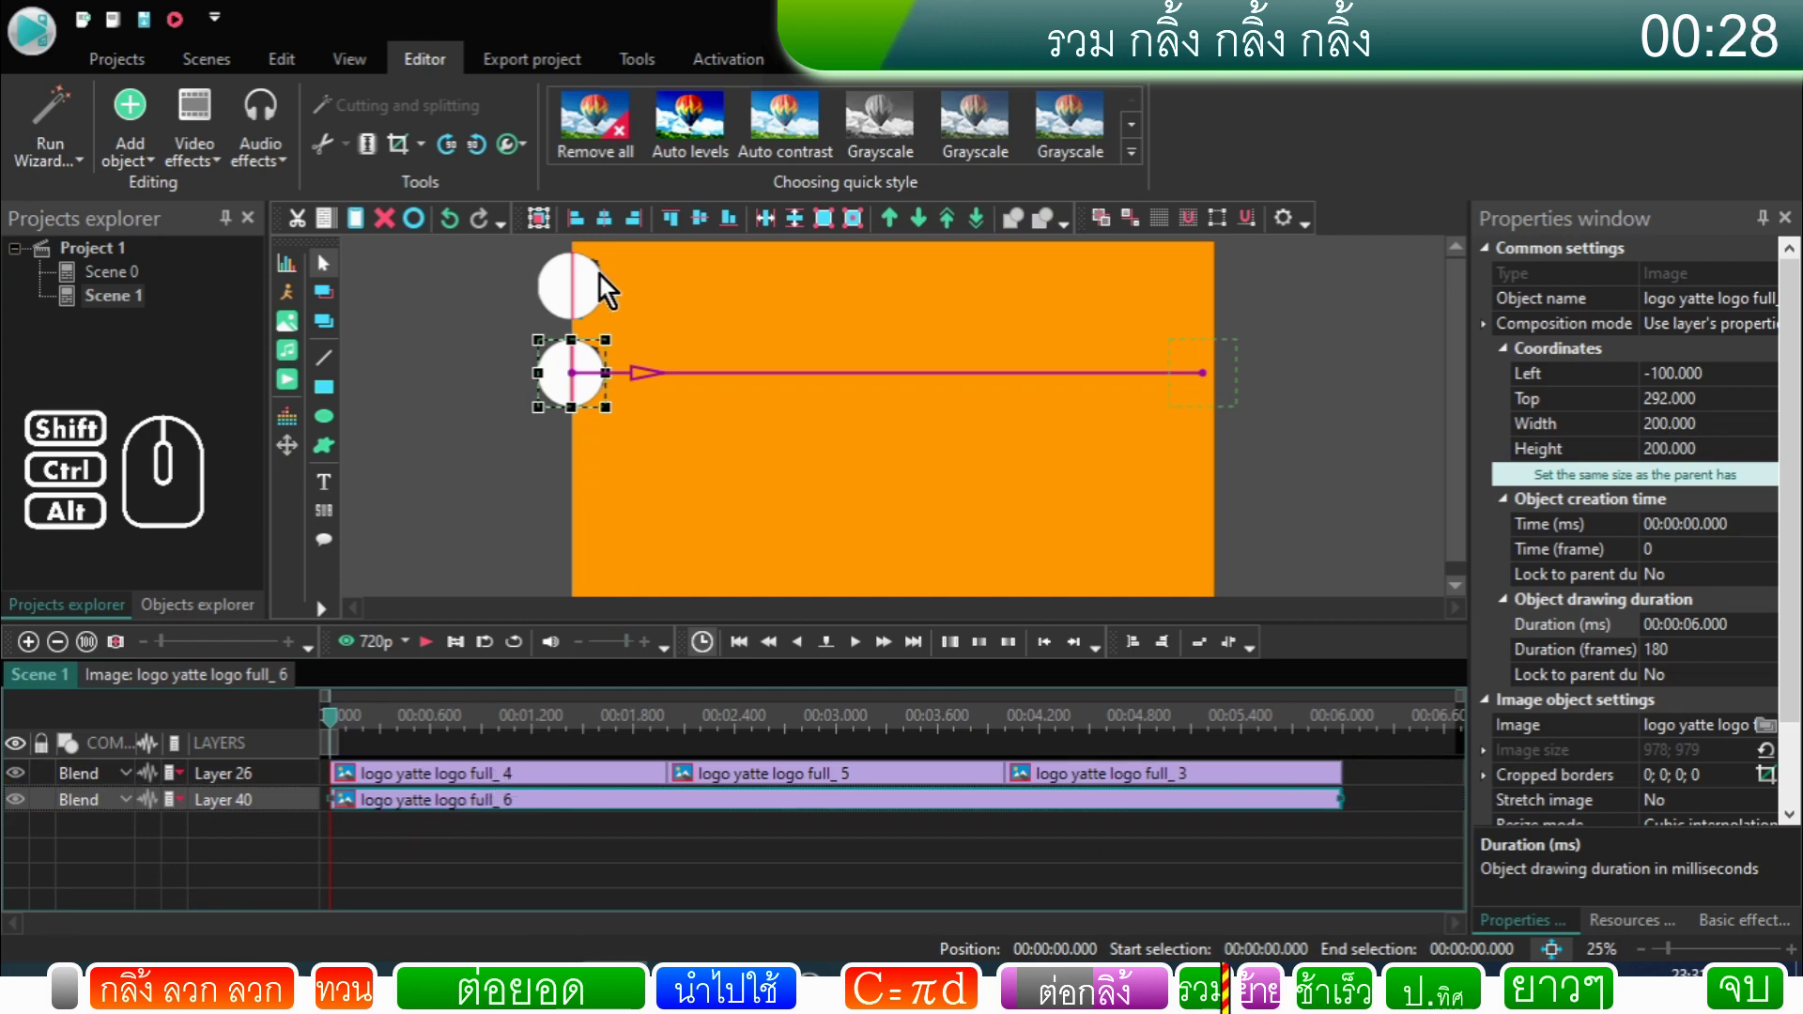
left_click(434, 650)
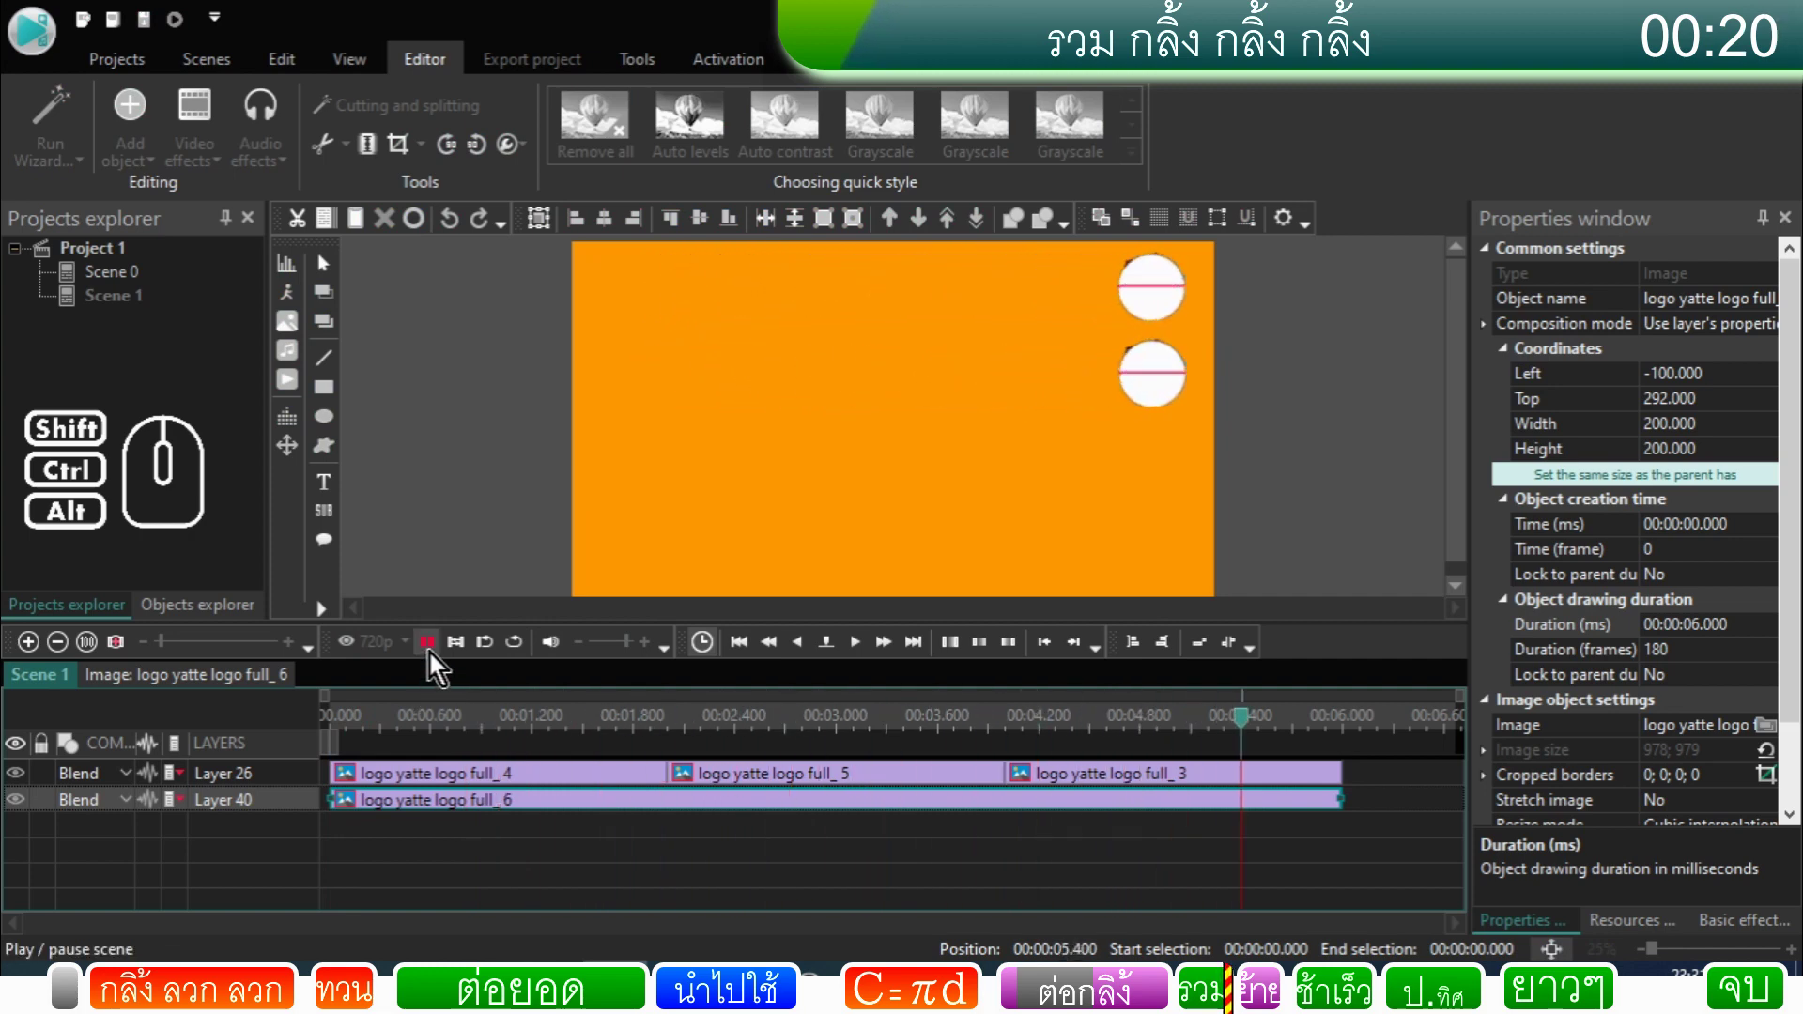
left_click(438, 662)
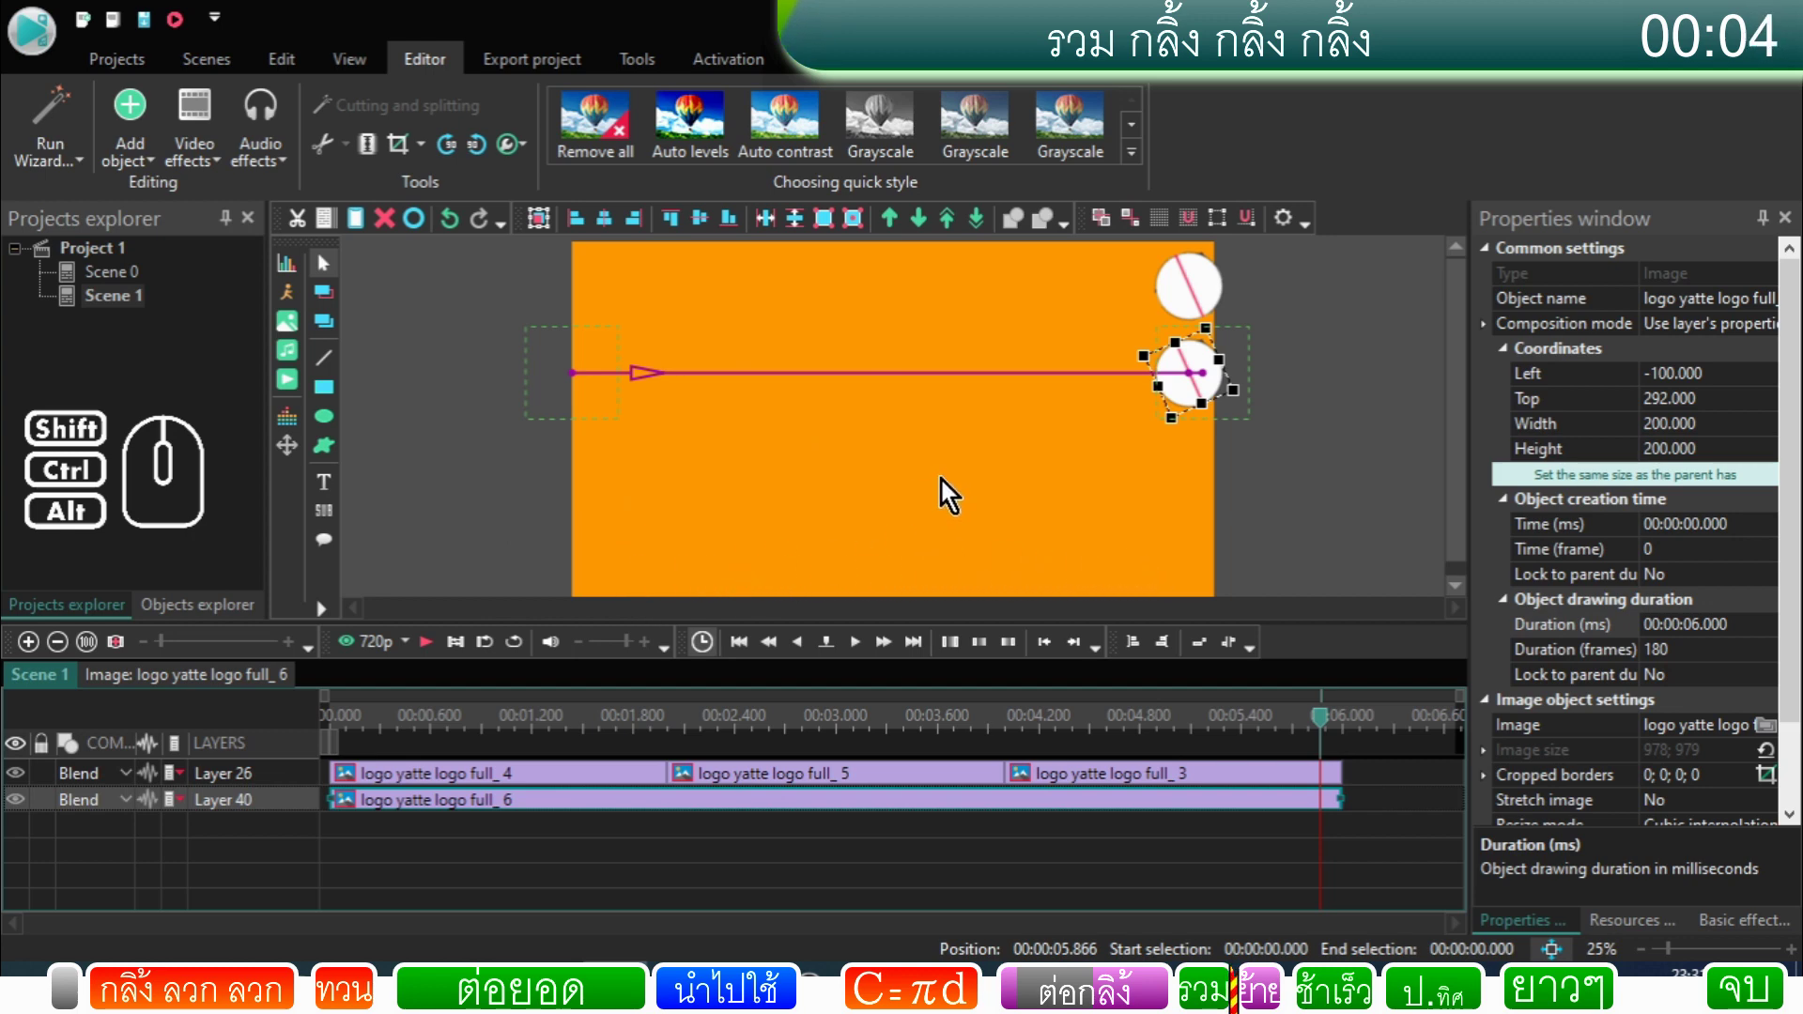
Step: Select the logo_6 clip and enter its inner timeline
left_click(520, 504)
left_click(484, 808)
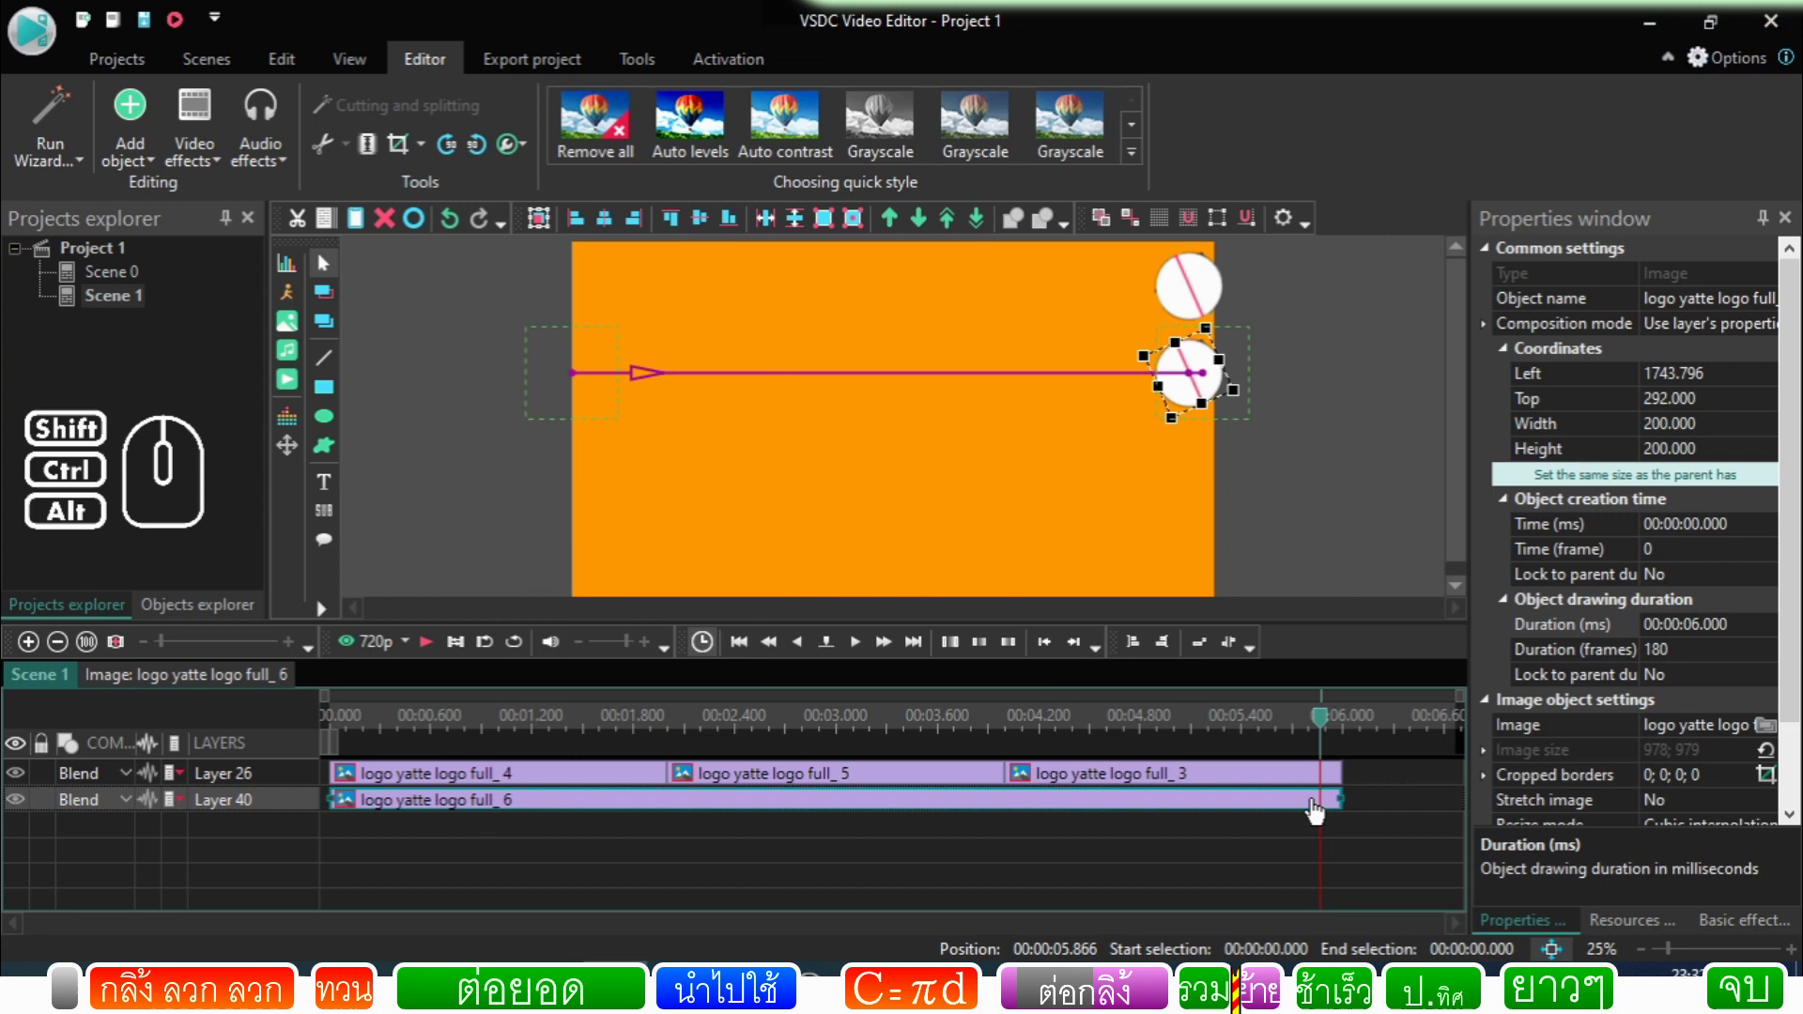
left_click(1319, 811)
left_click(1315, 808)
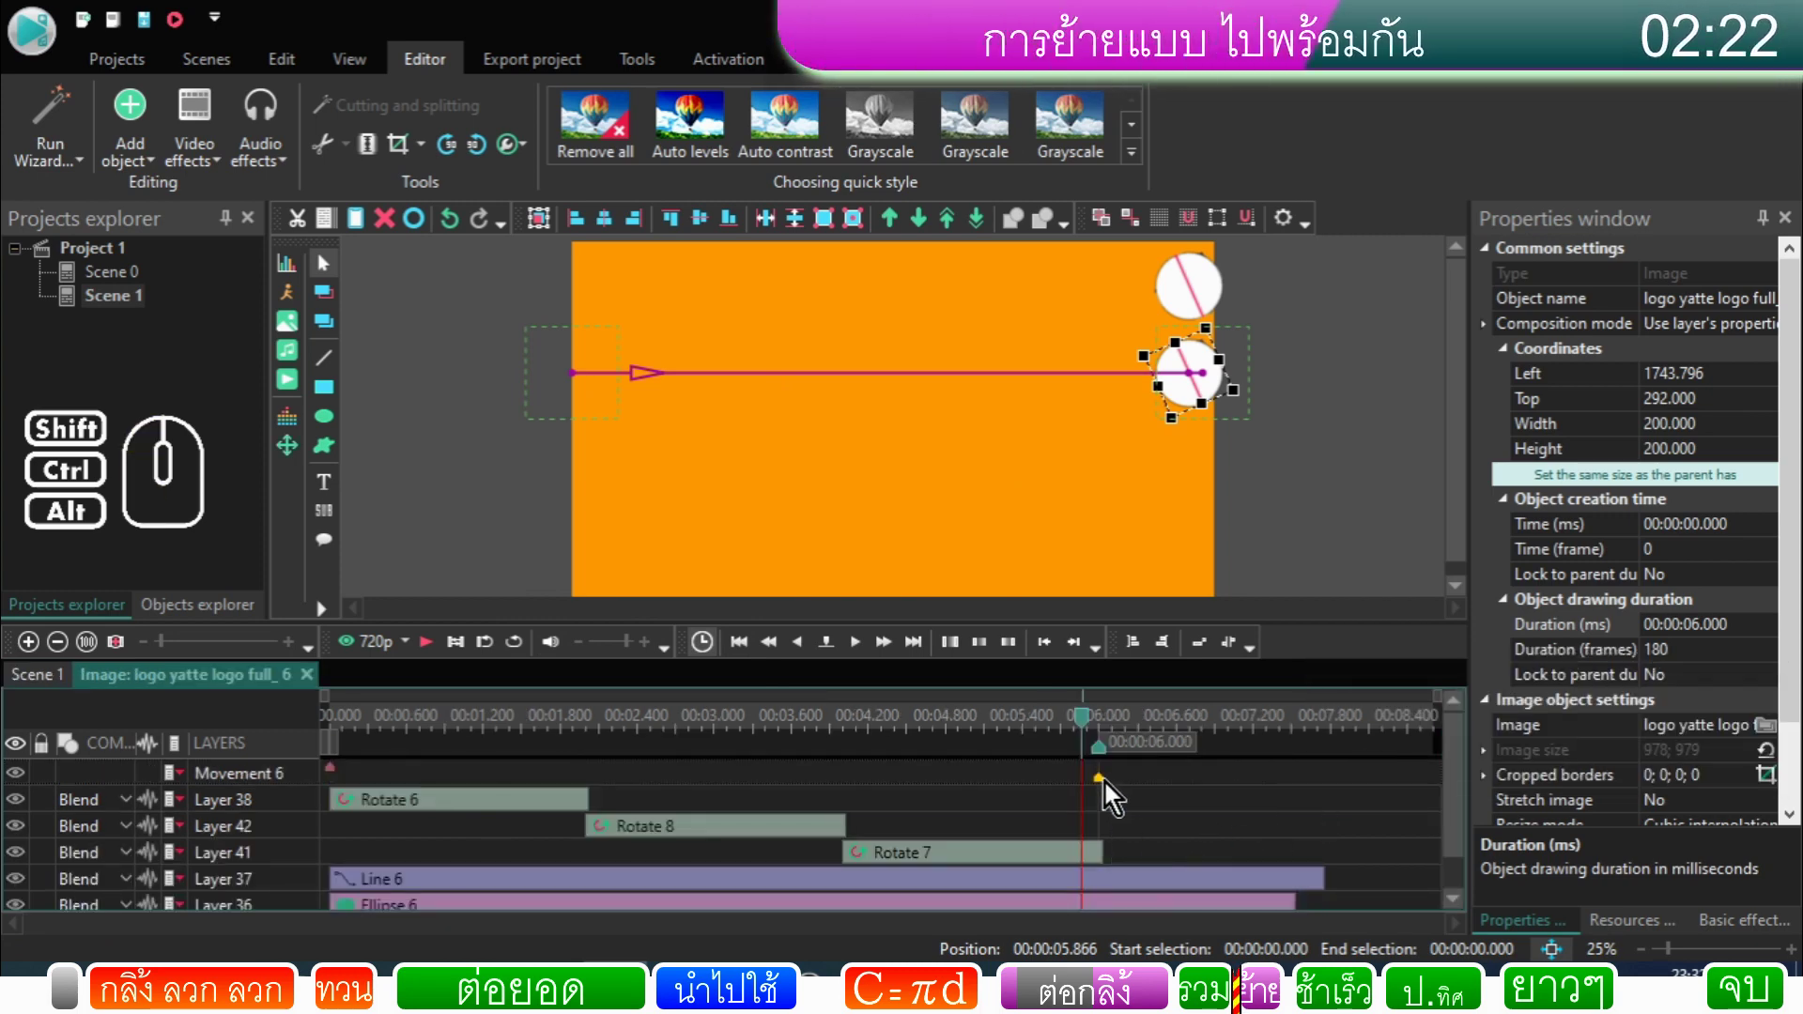
Step: Back on Scene 1, drag the logo_6 sprite and path down to the bottom edge and preview from the start
left_click(34, 683)
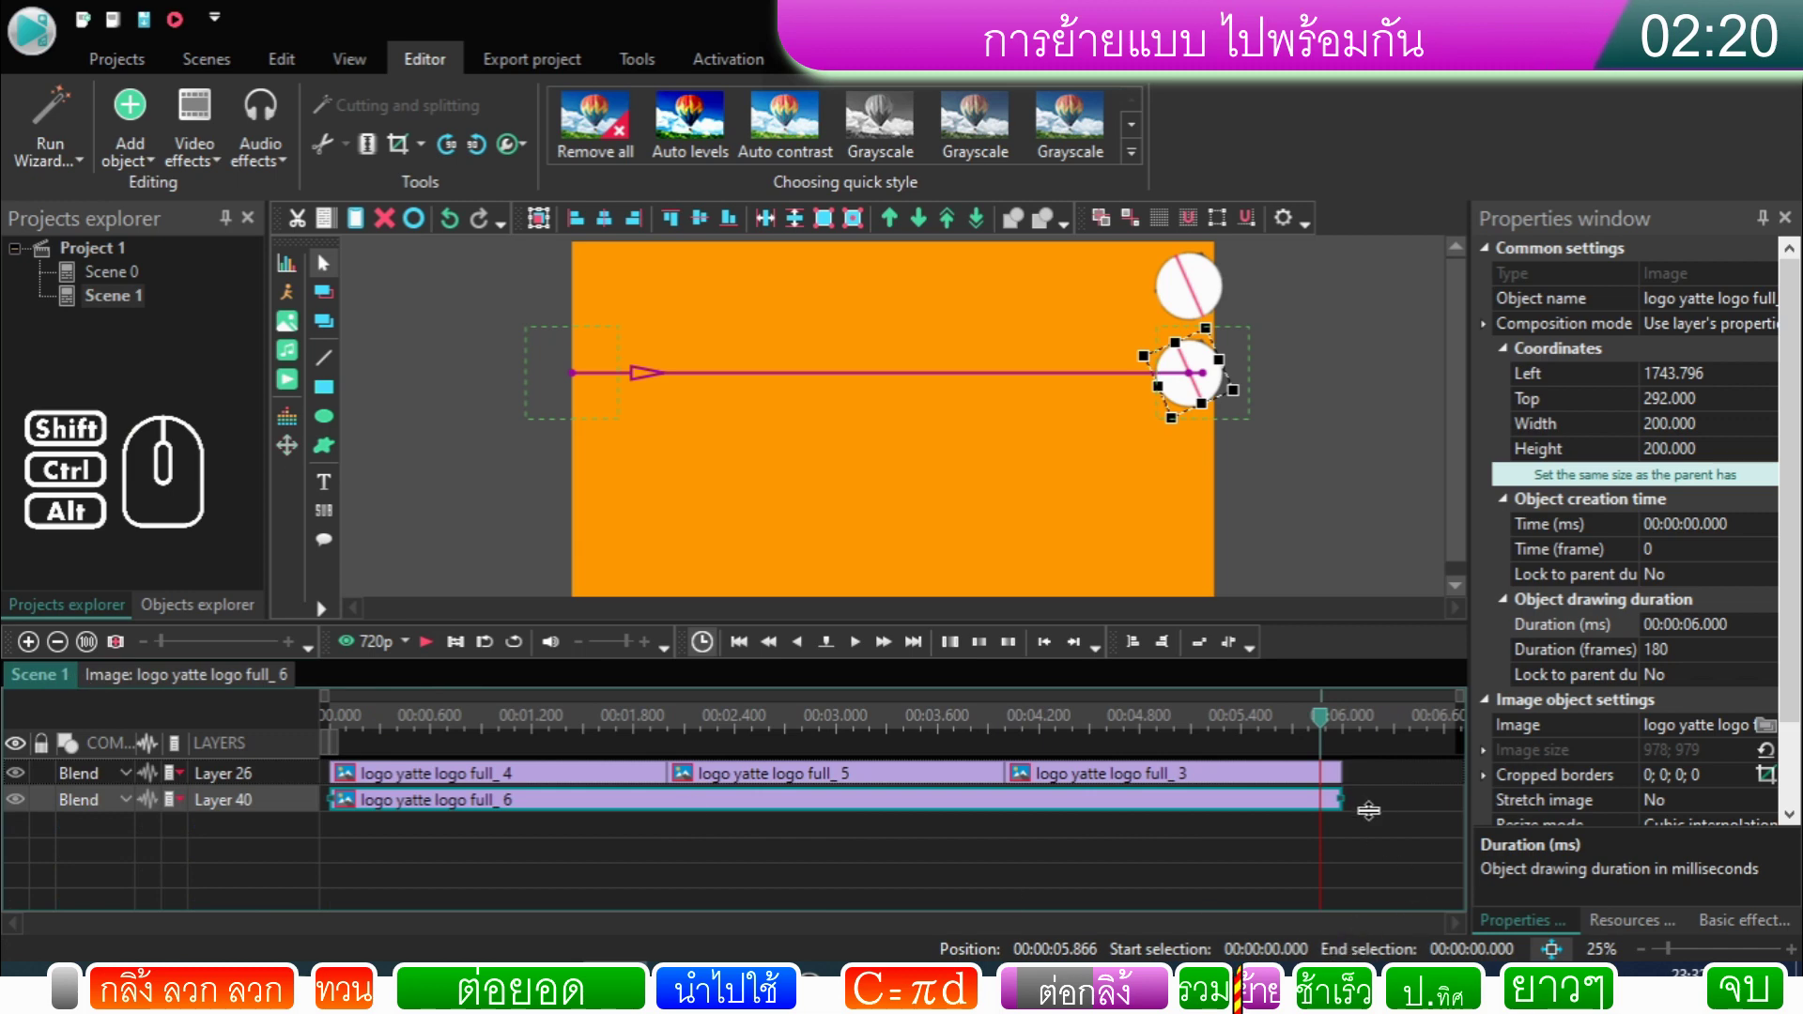
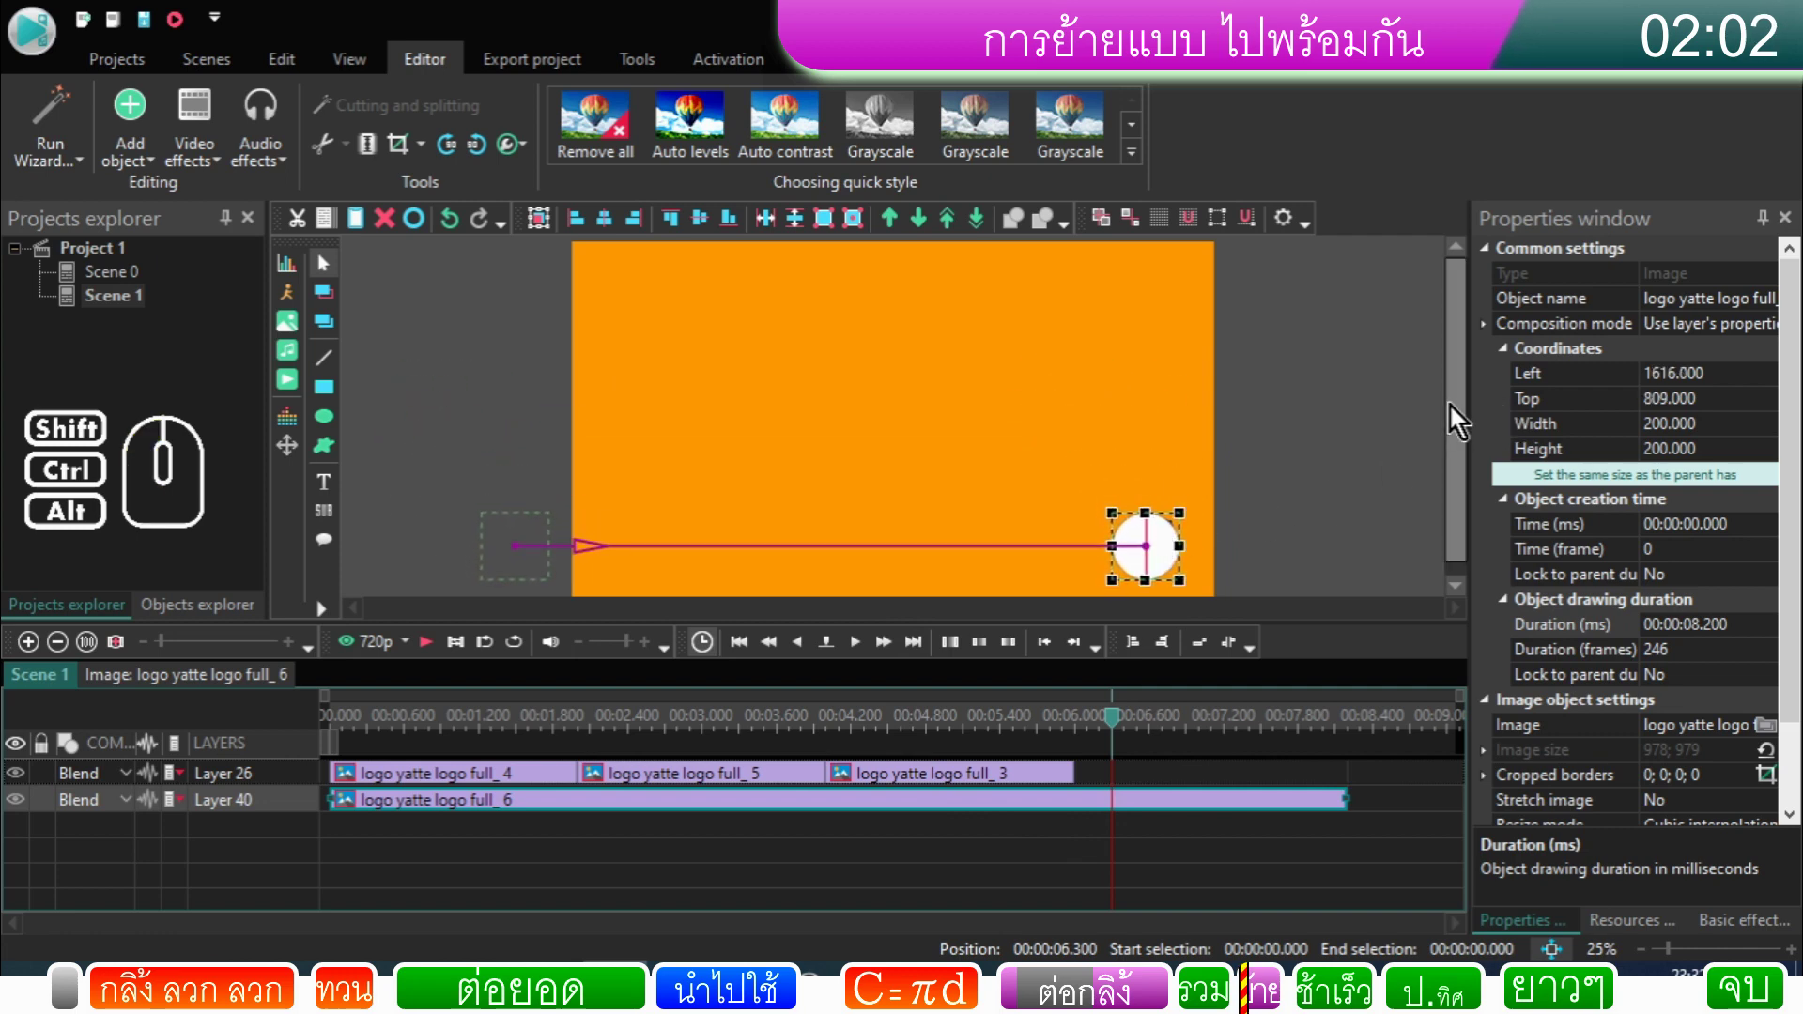
left_click_drag(1461, 416, 1417, 549)
left_click_drag(1163, 542, 1177, 551)
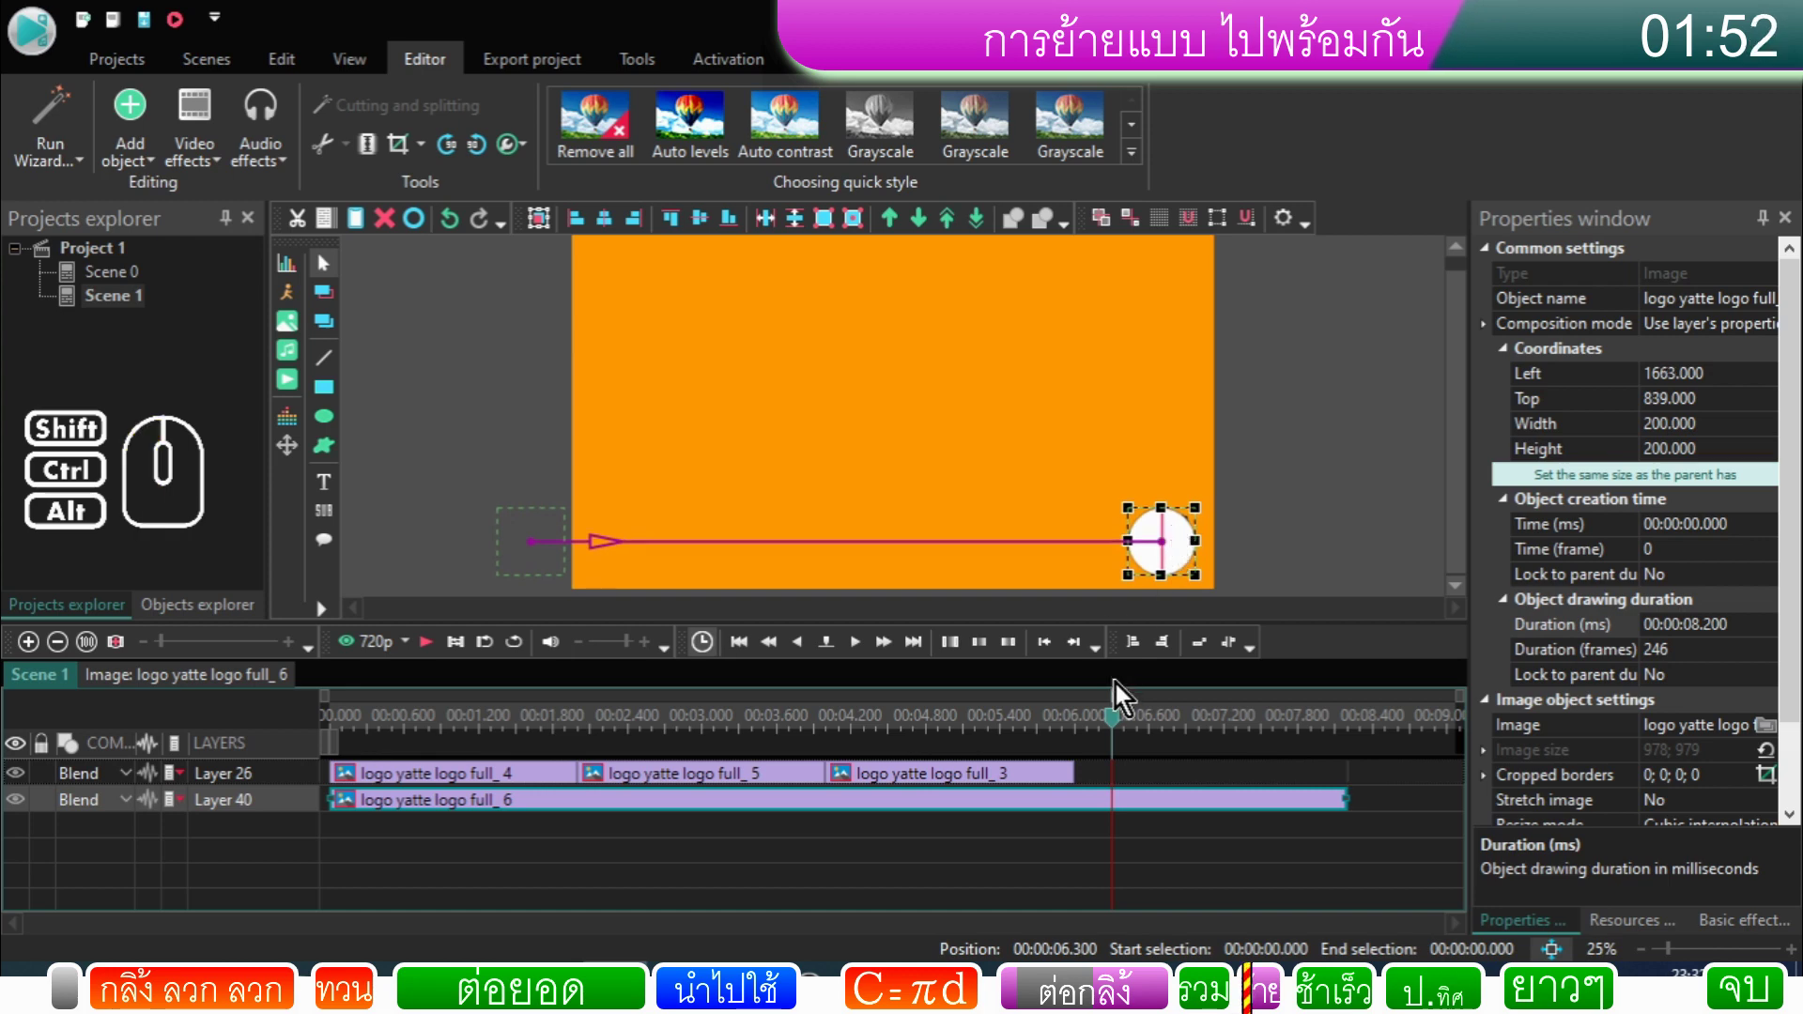
left_click_drag(1119, 729, 276, 839)
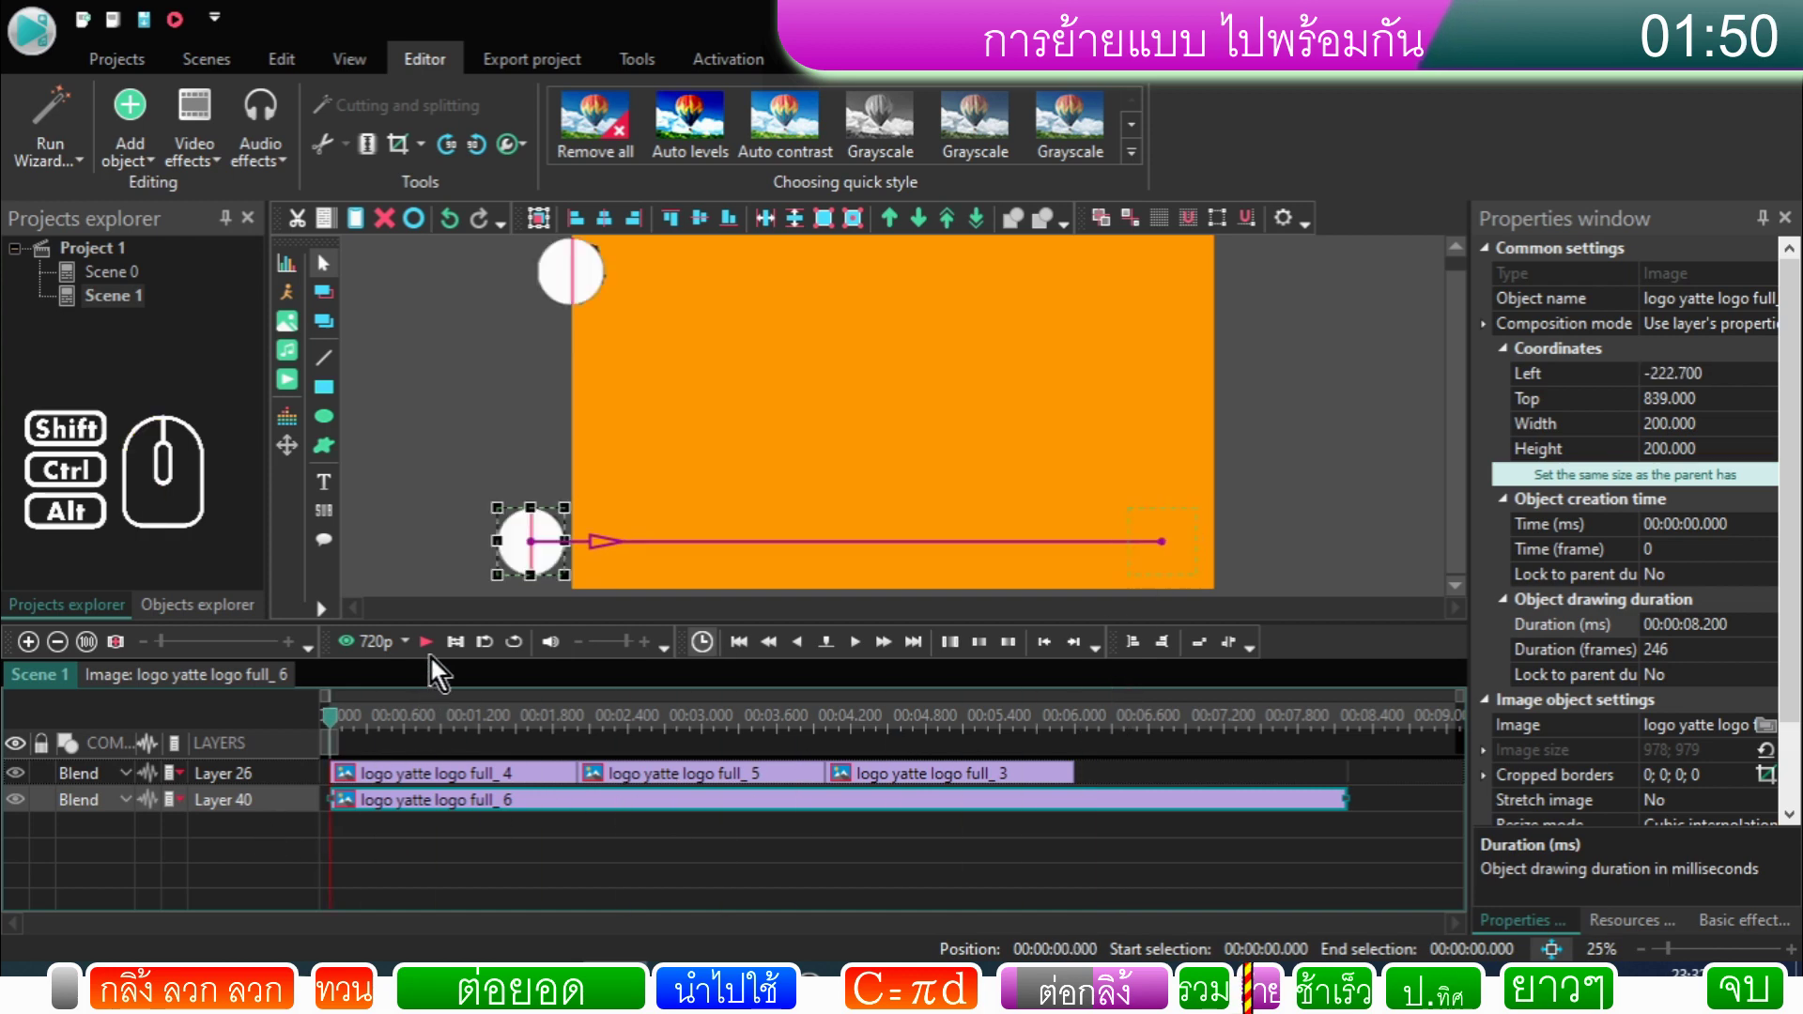
left_click(432, 654)
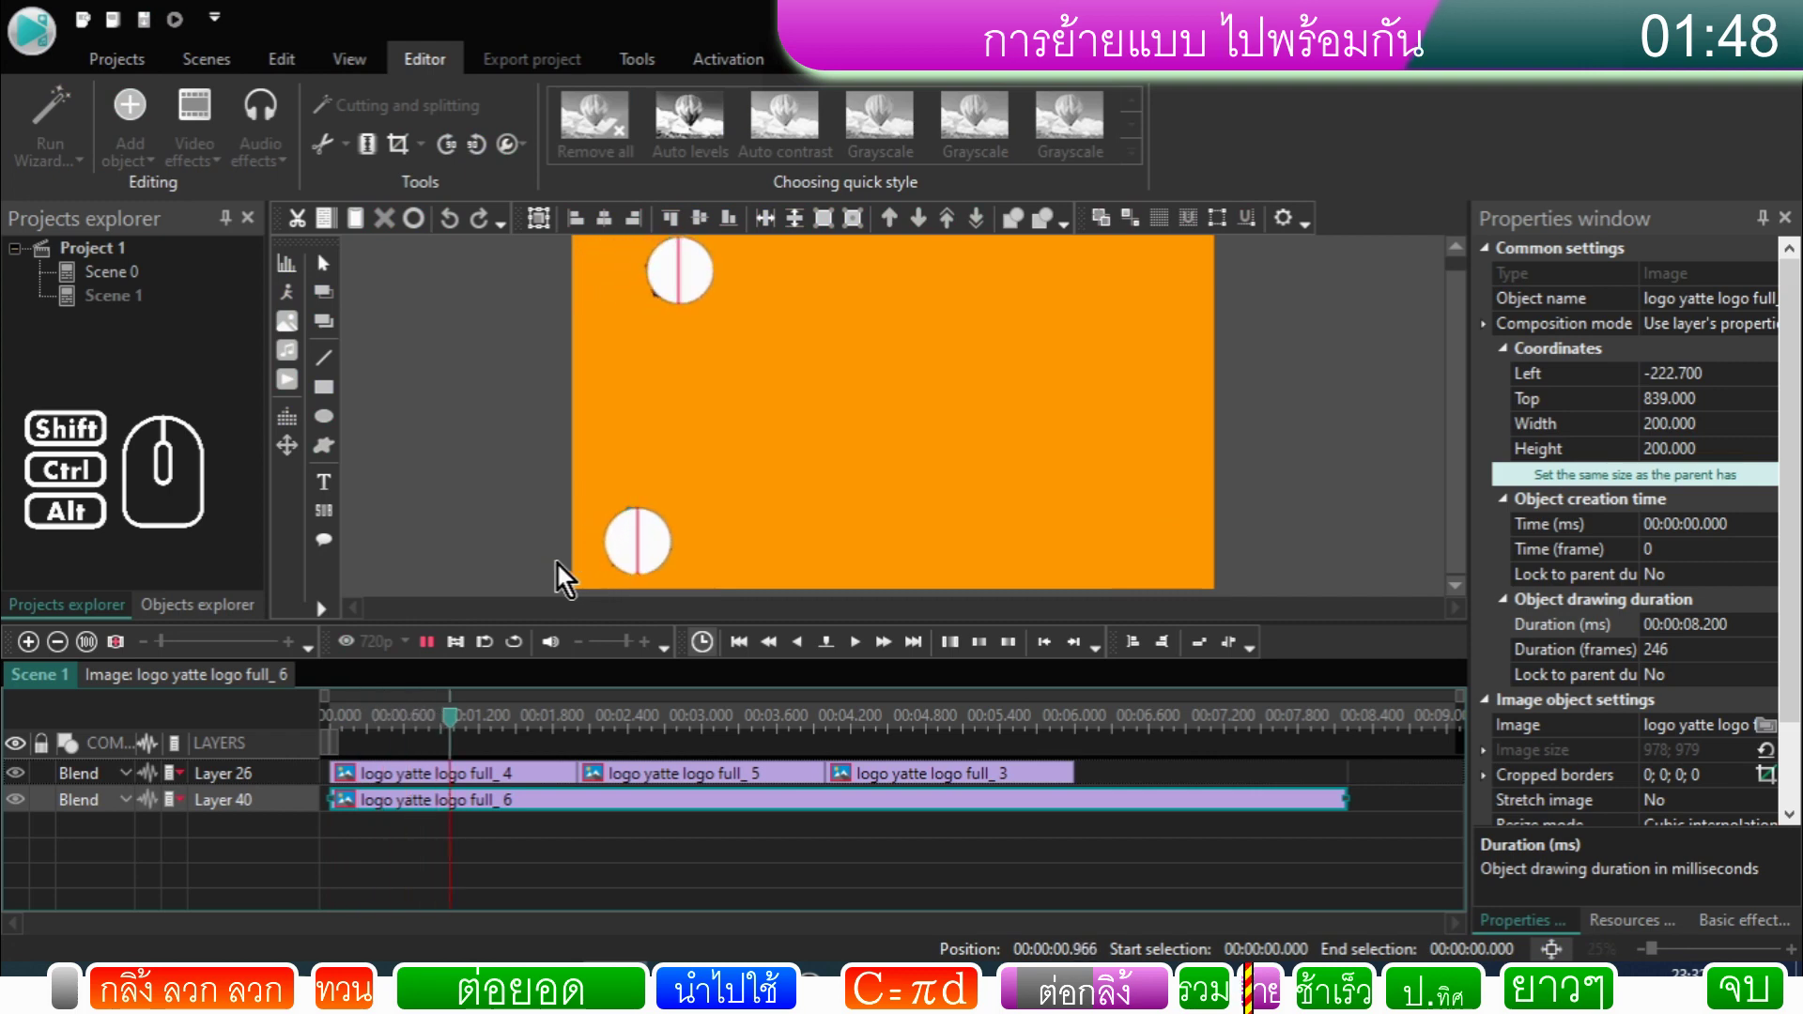
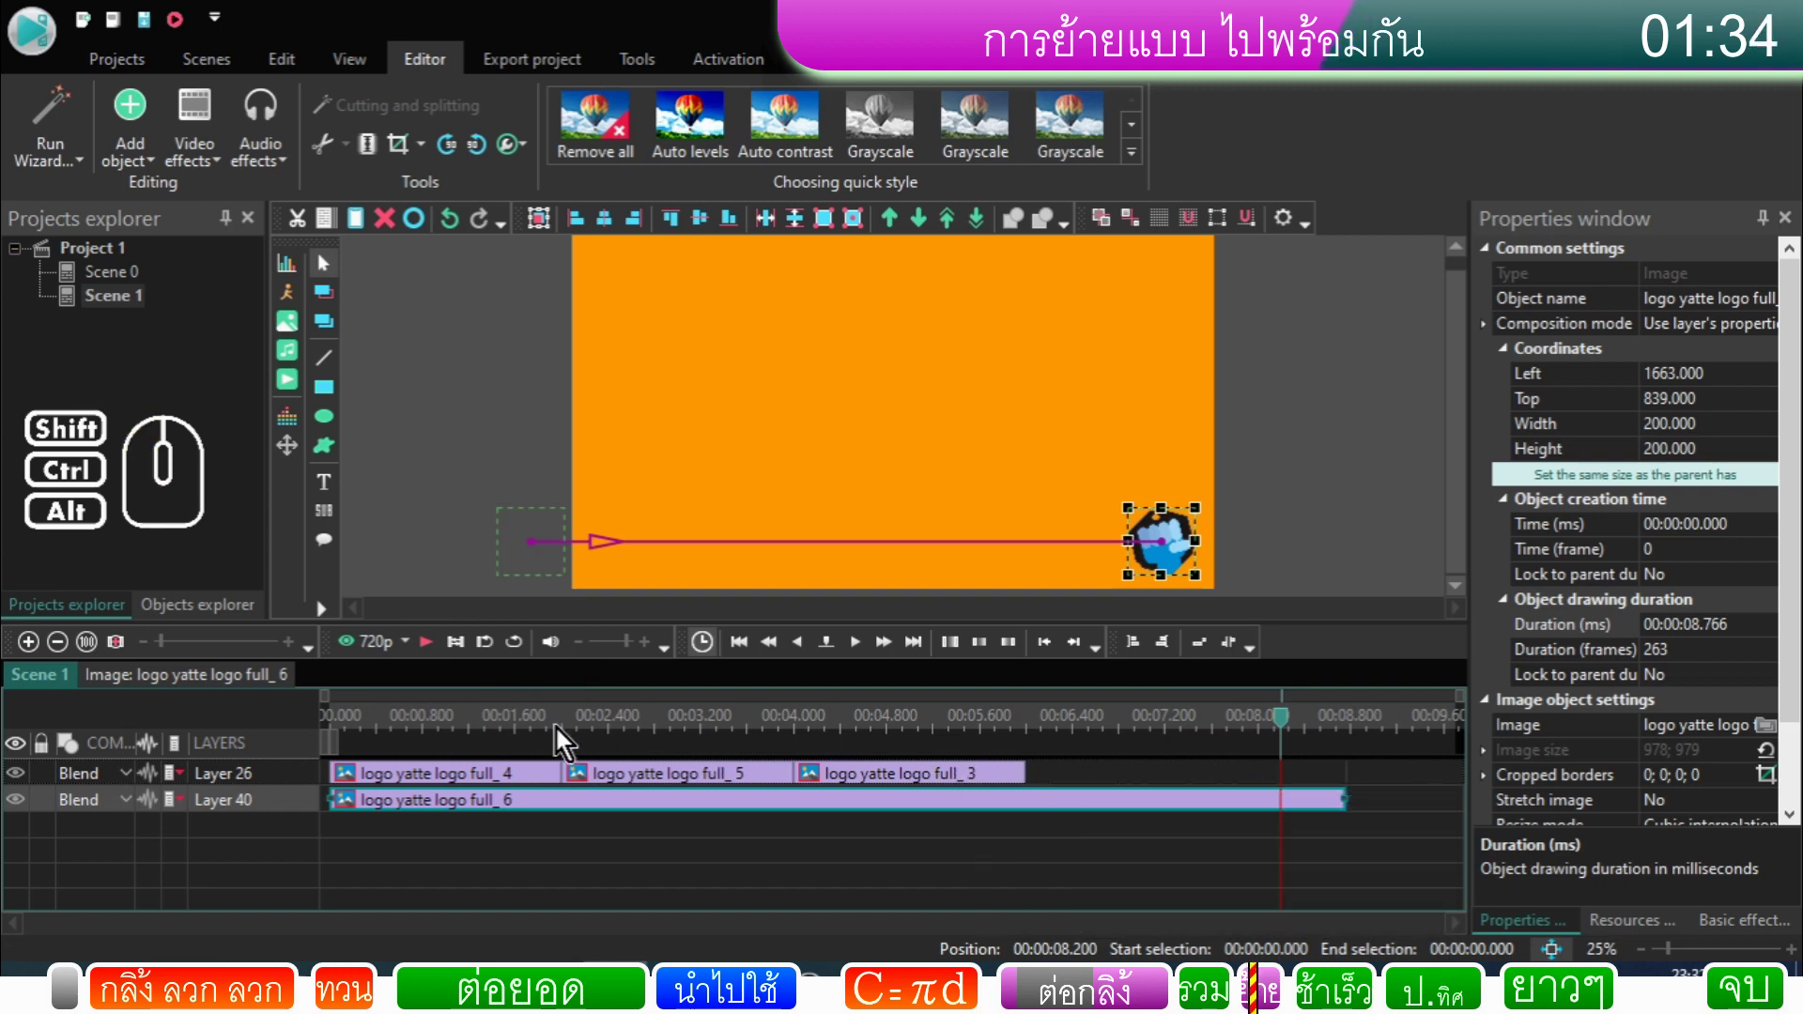
Step: Select the logo_4 clip and pick the upper logo sprite in the preview
left_click(485, 738)
left_click(613, 729)
left_click(546, 786)
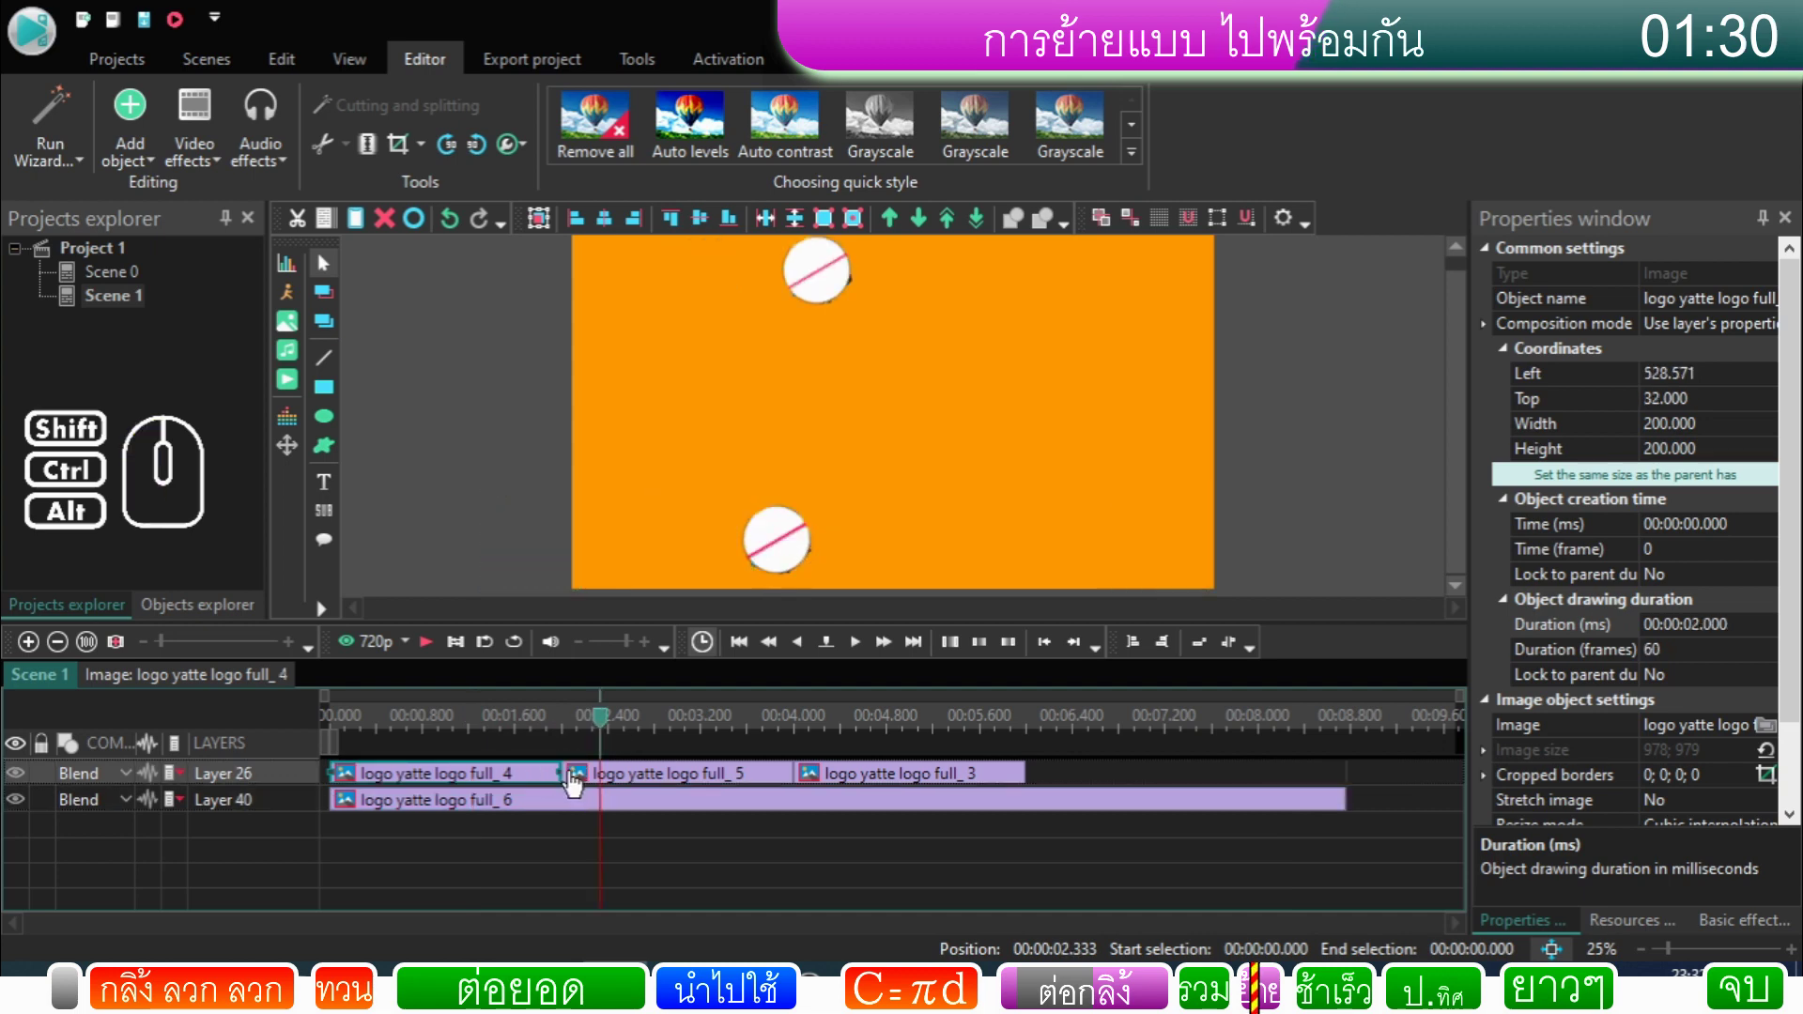
left_click(550, 783)
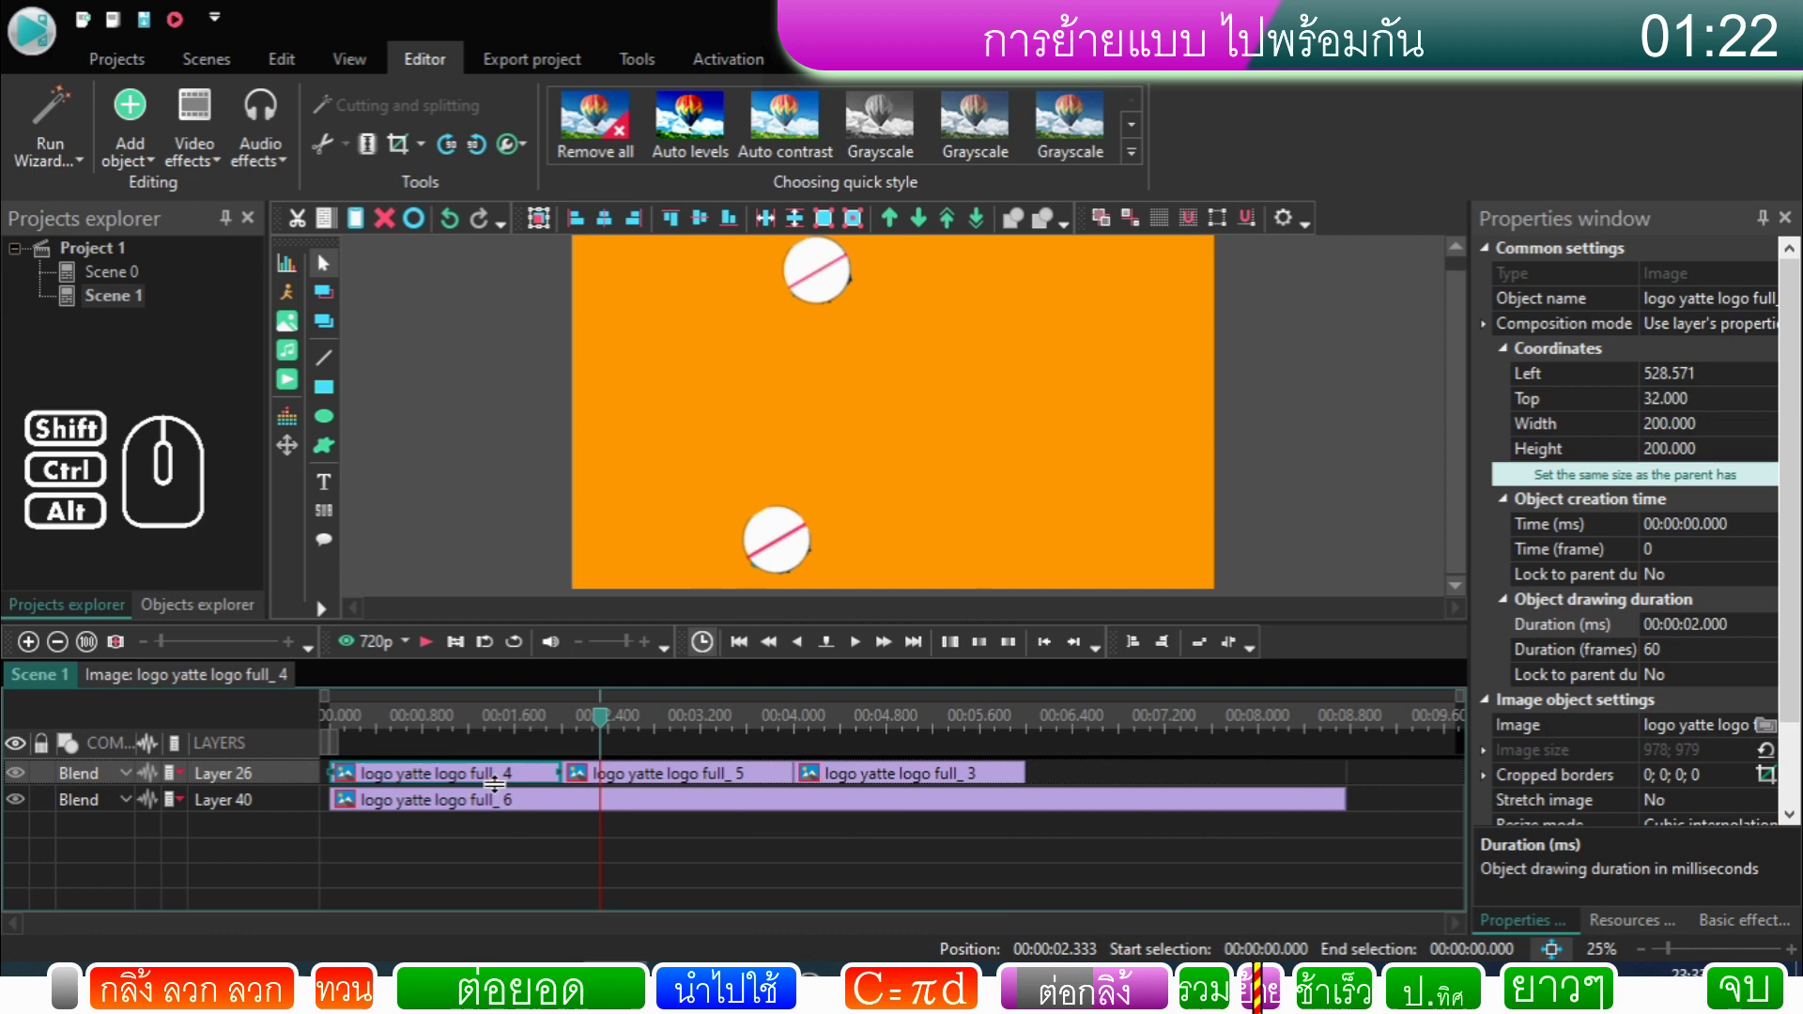
left_click(295, 779)
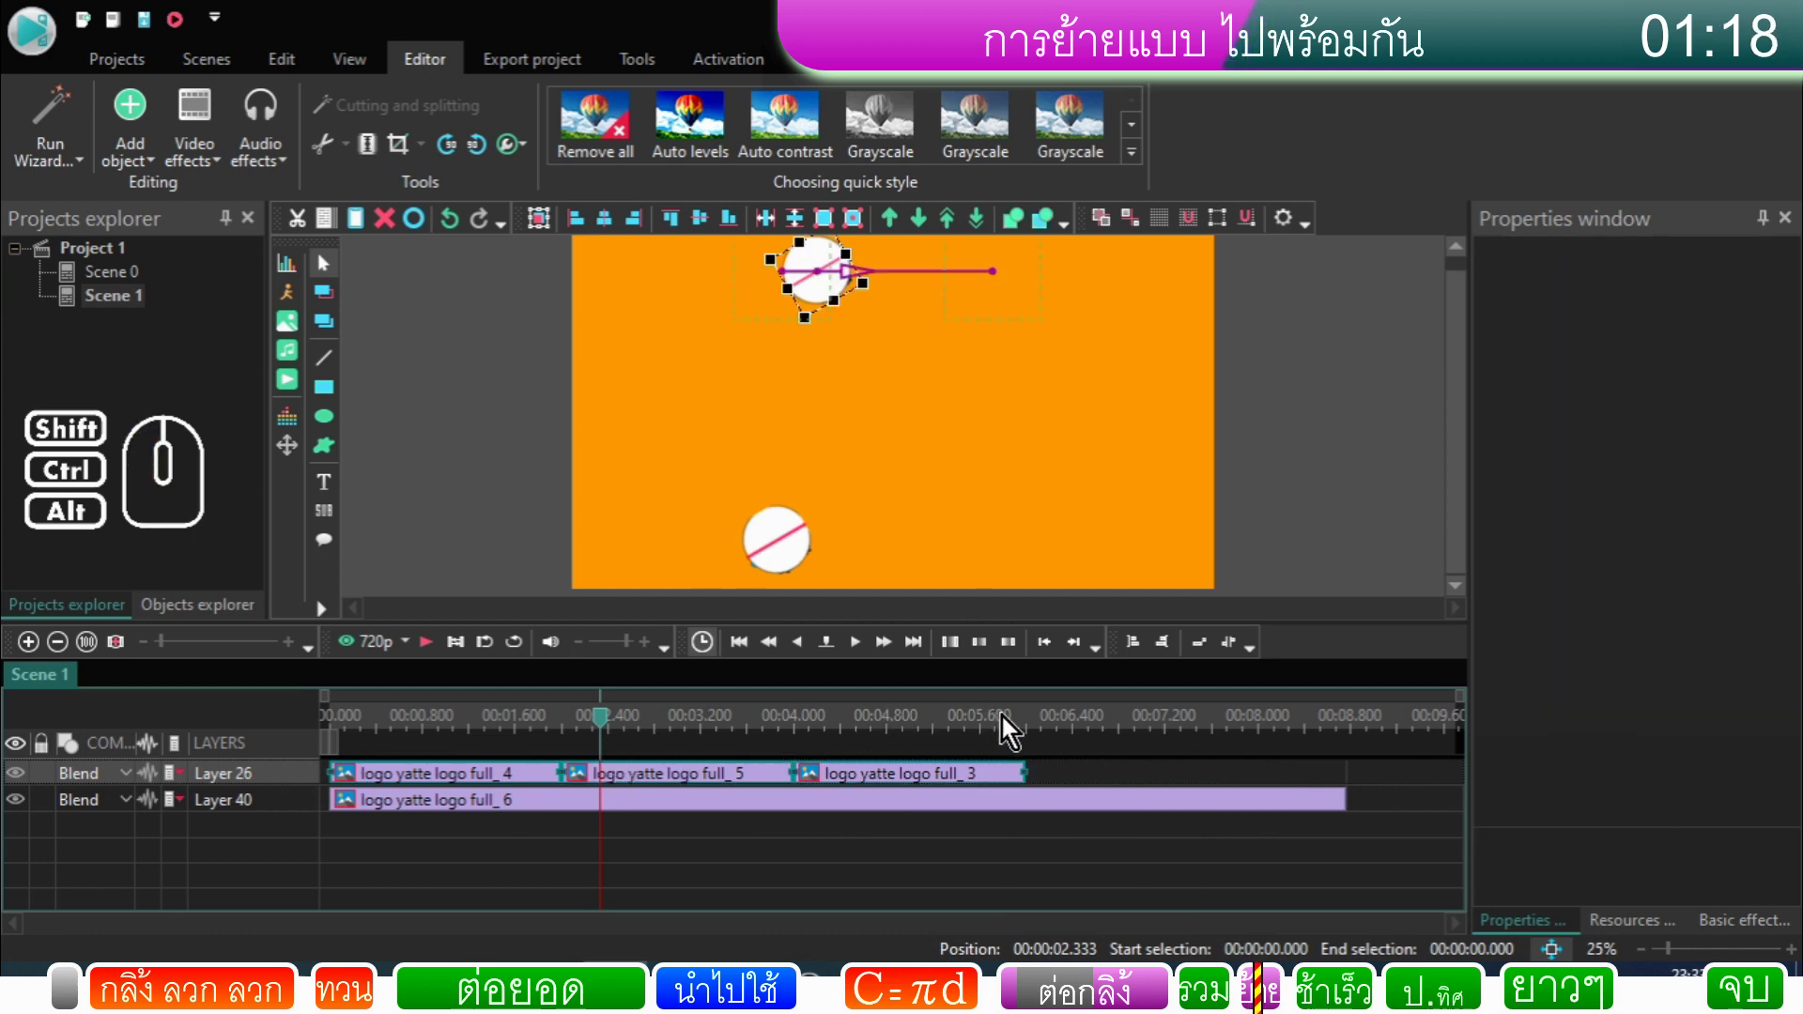
Step: At about 2.9 s, drag the upper sprite's path down to mid-height and rewind to zero
left_click(1019, 727)
left_click(1032, 730)
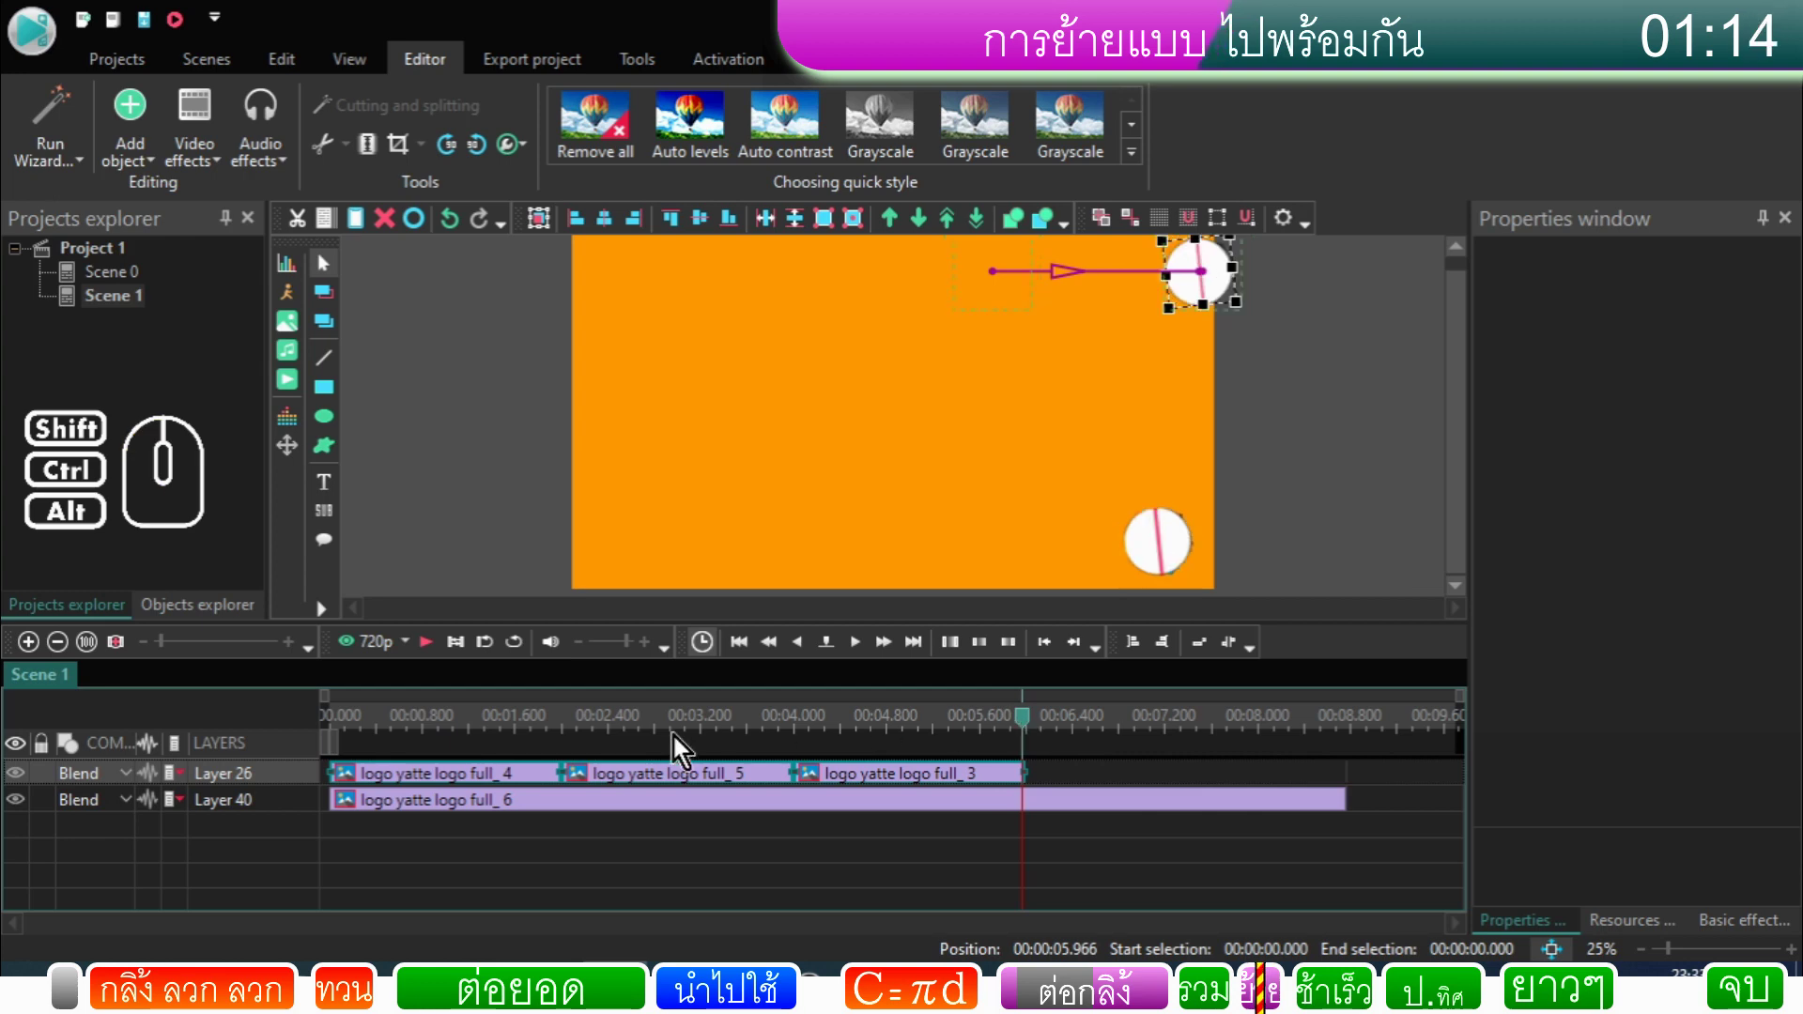
left_click(709, 736)
left_click(697, 728)
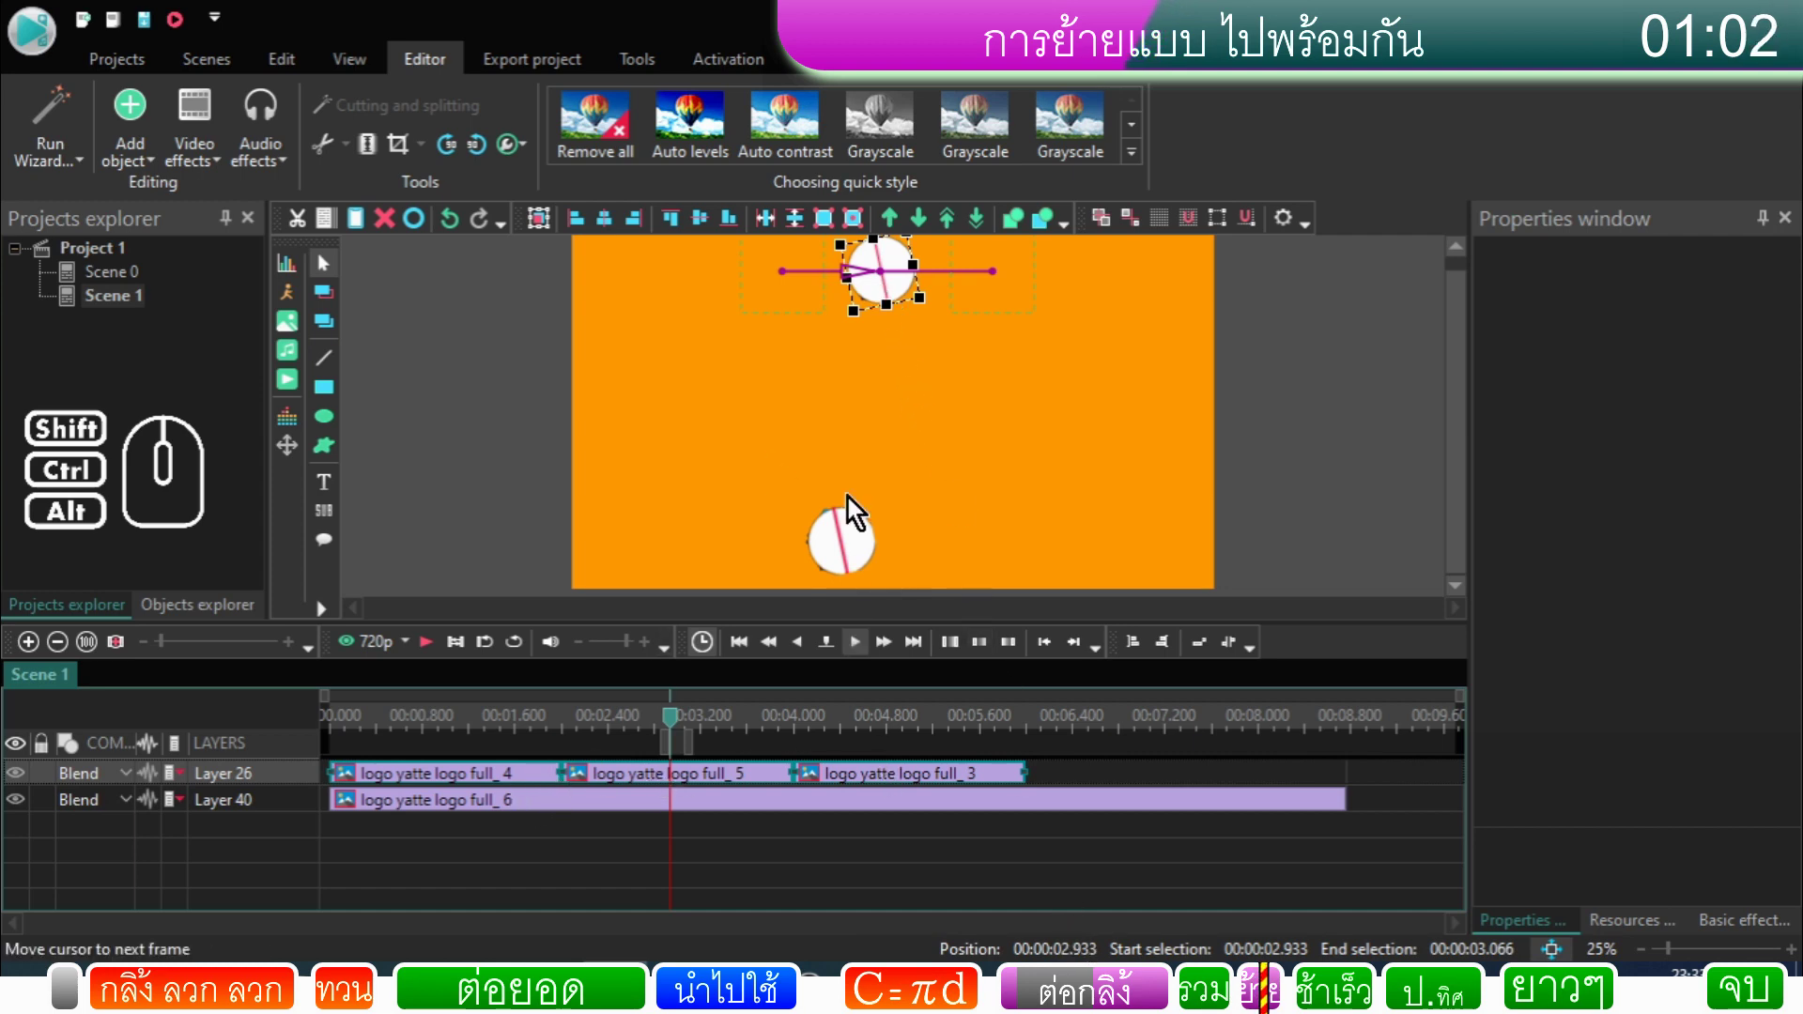
left_click_drag(880, 302, 1210, 492)
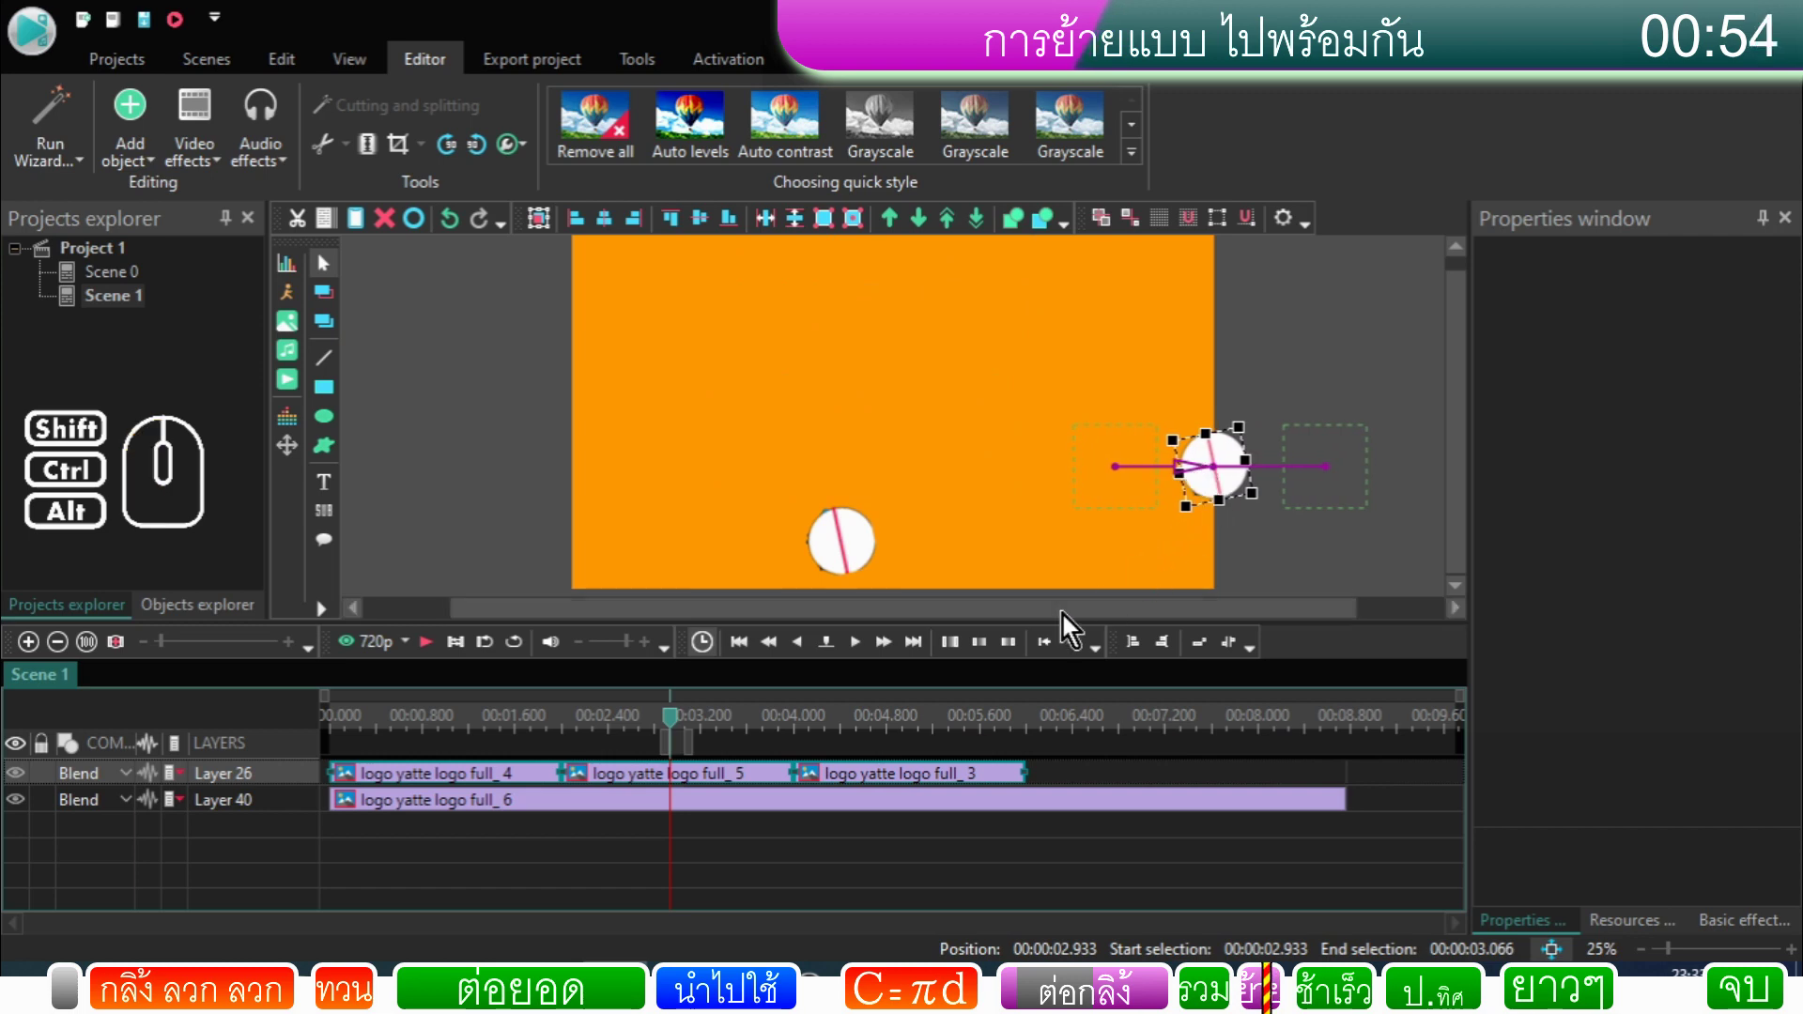
left_click_drag(681, 729, 292, 787)
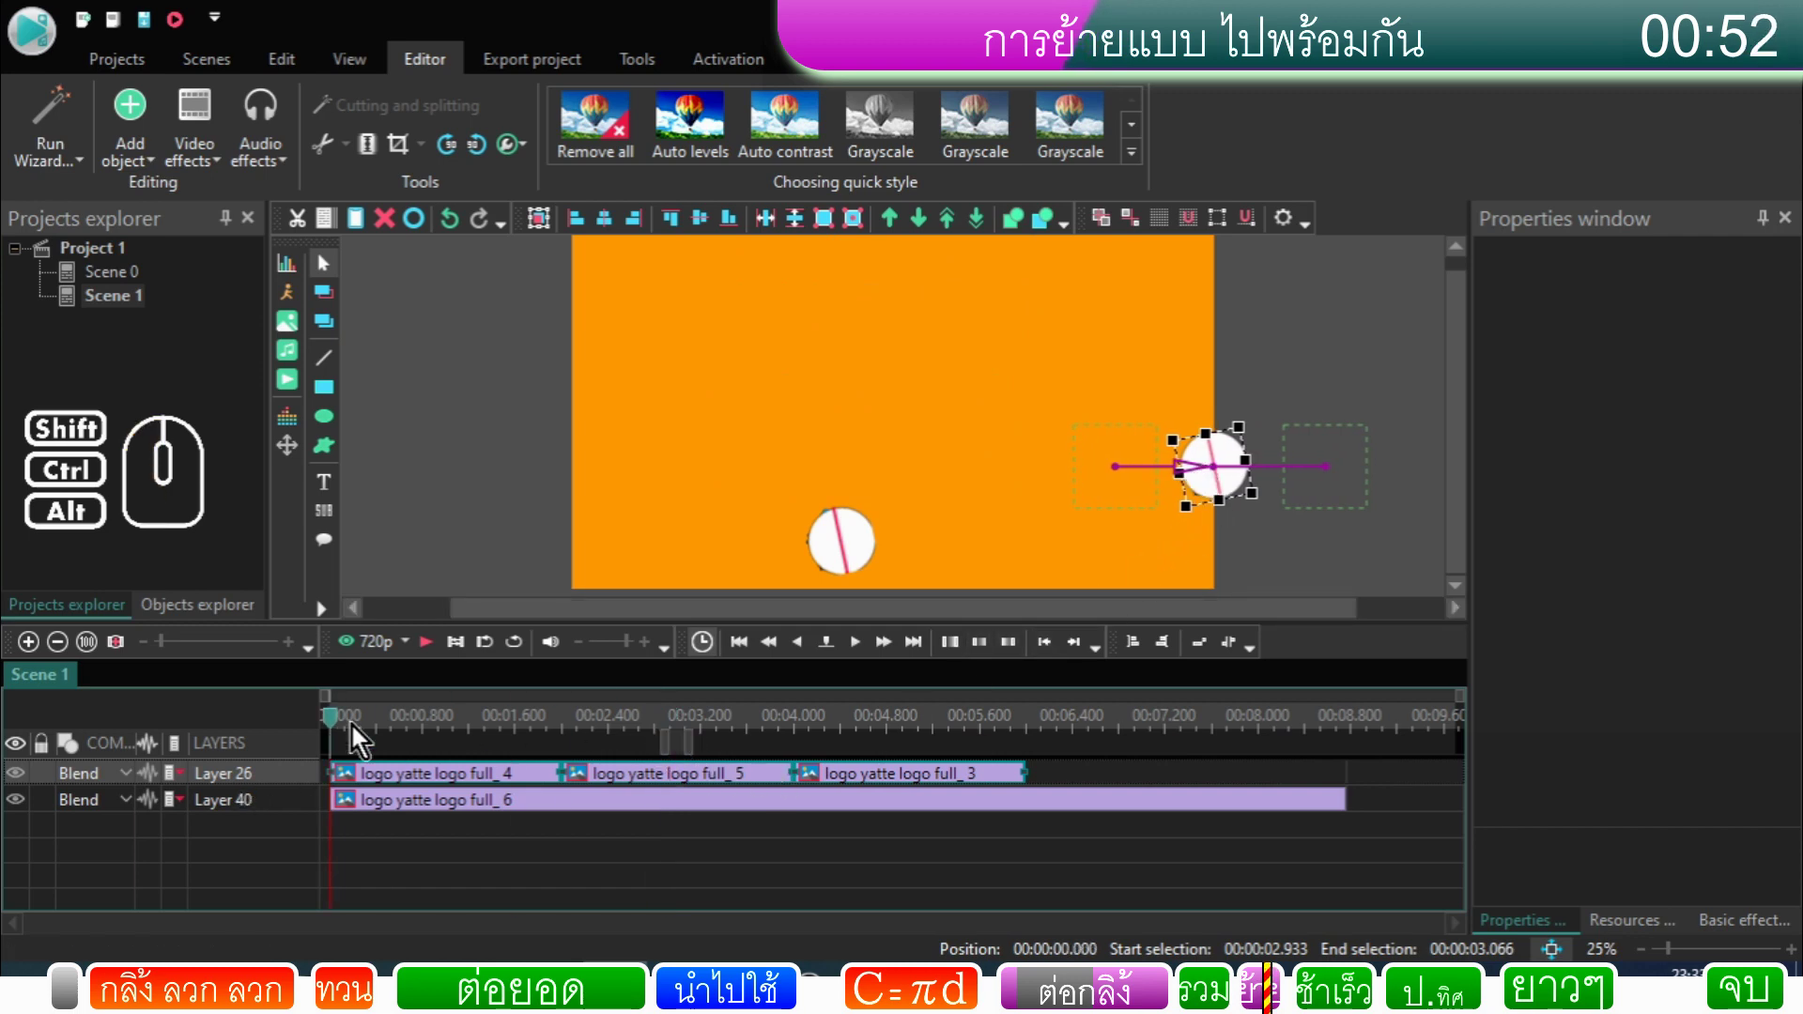
Step: Preview the scene, then select and release the logo_3 clip
left_click(424, 658)
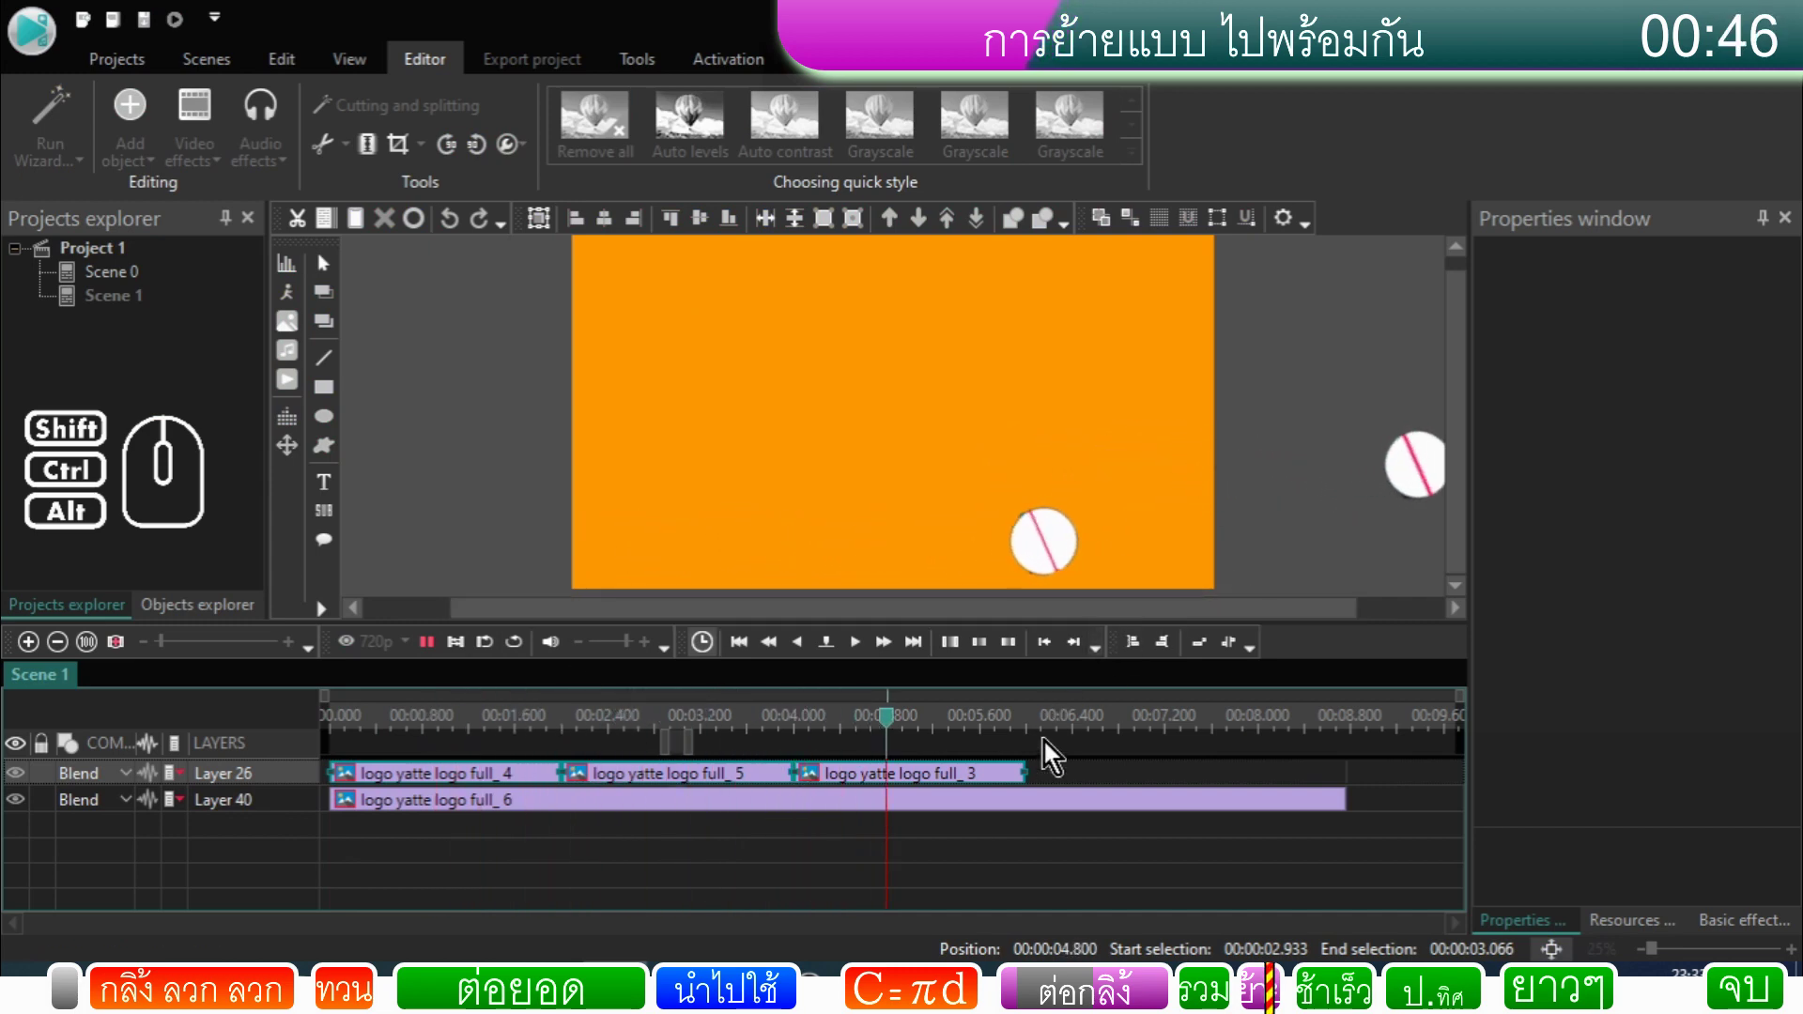
left_click(444, 657)
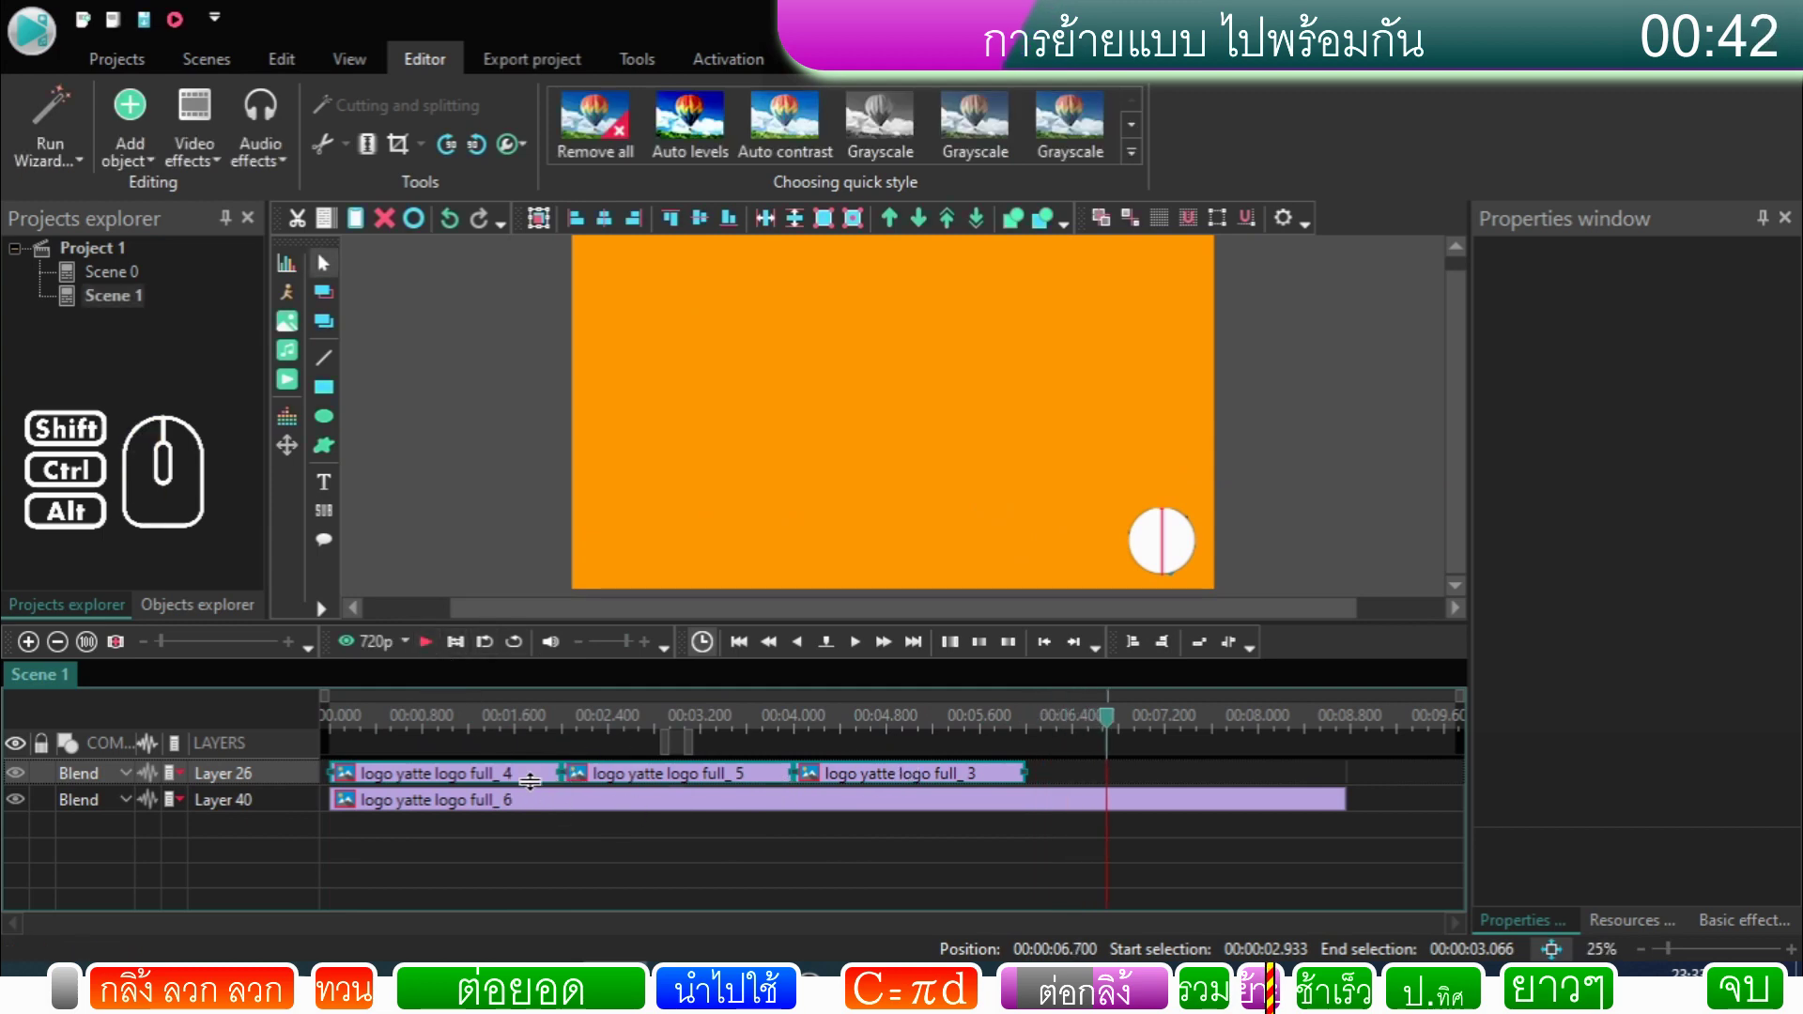
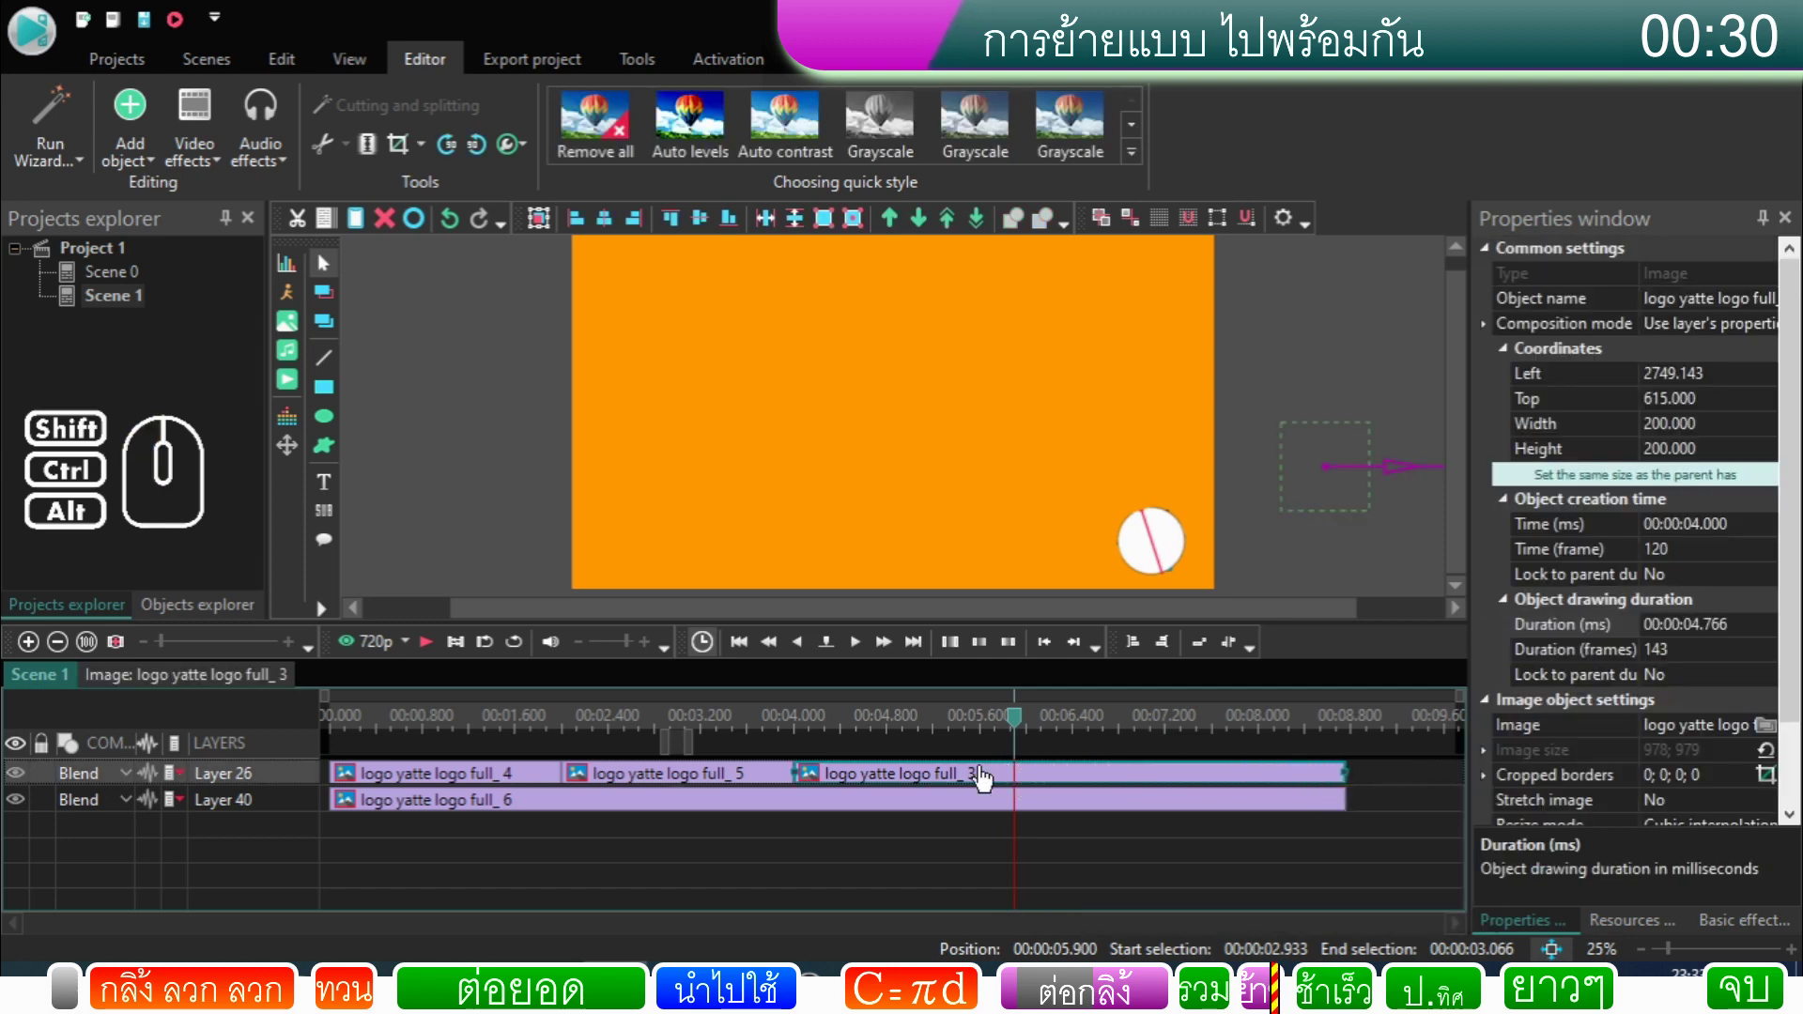
left_click(987, 778)
left_click(987, 778)
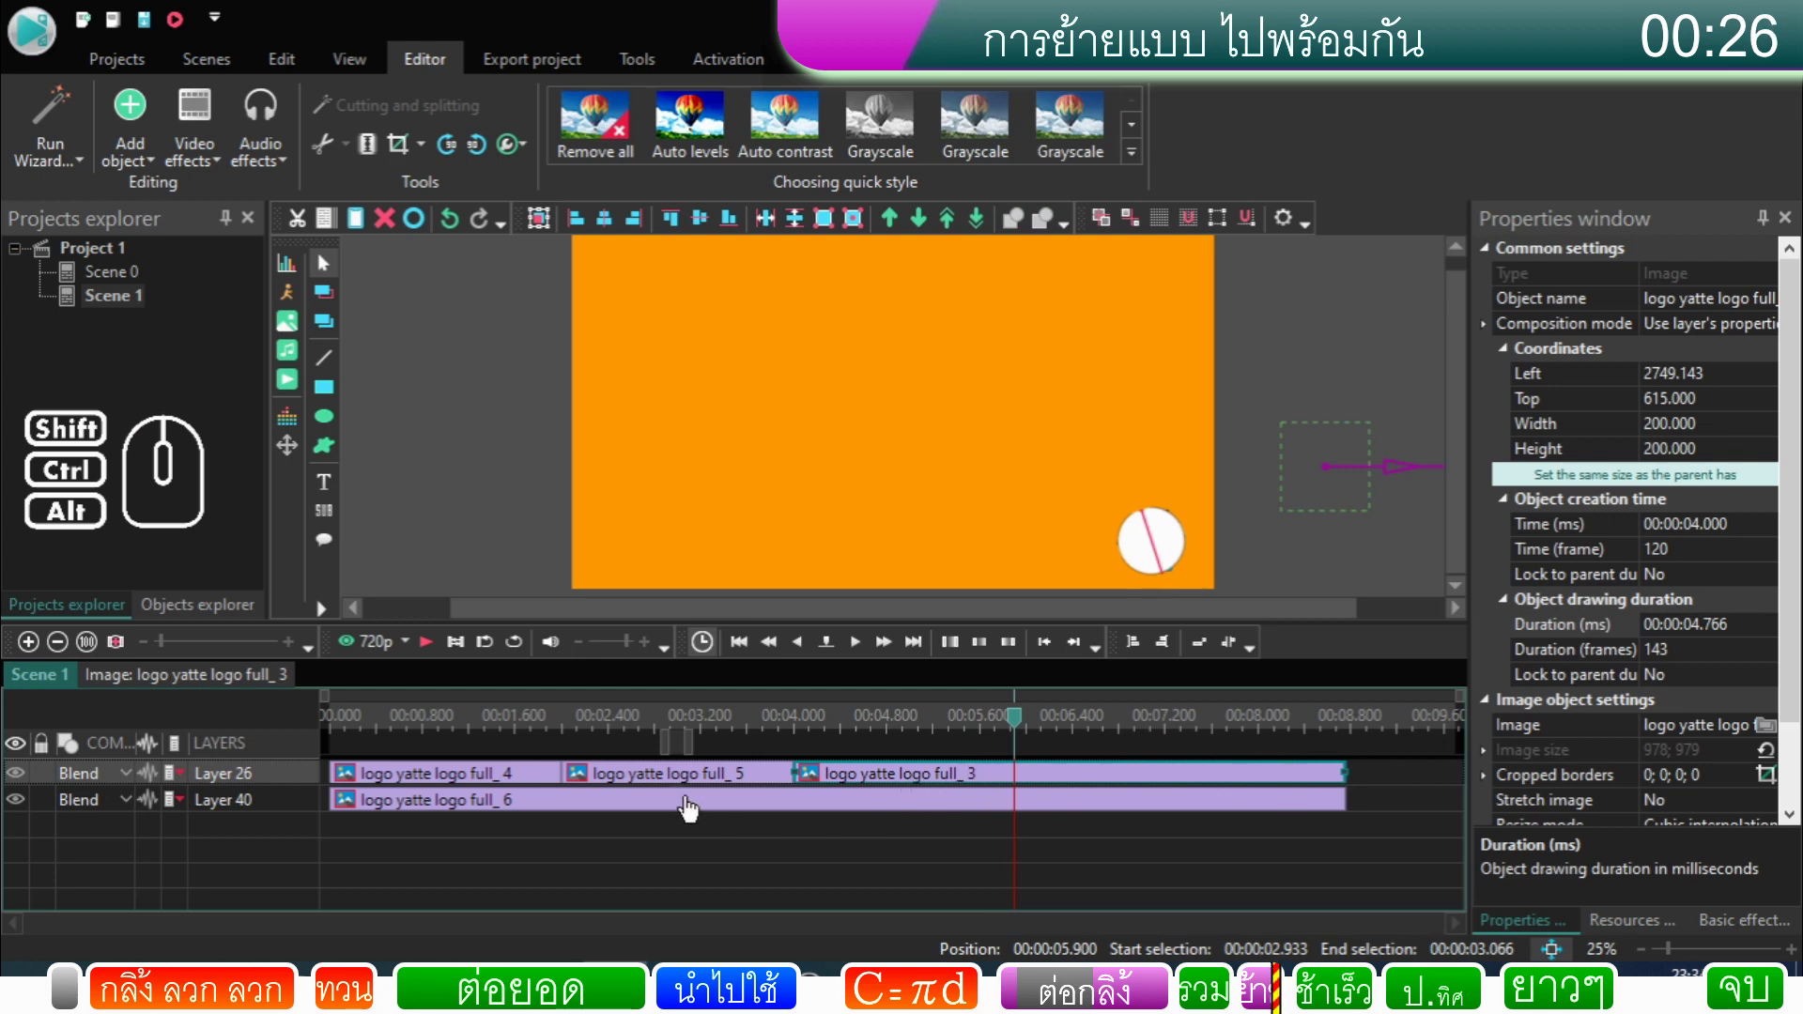
left_click(299, 785)
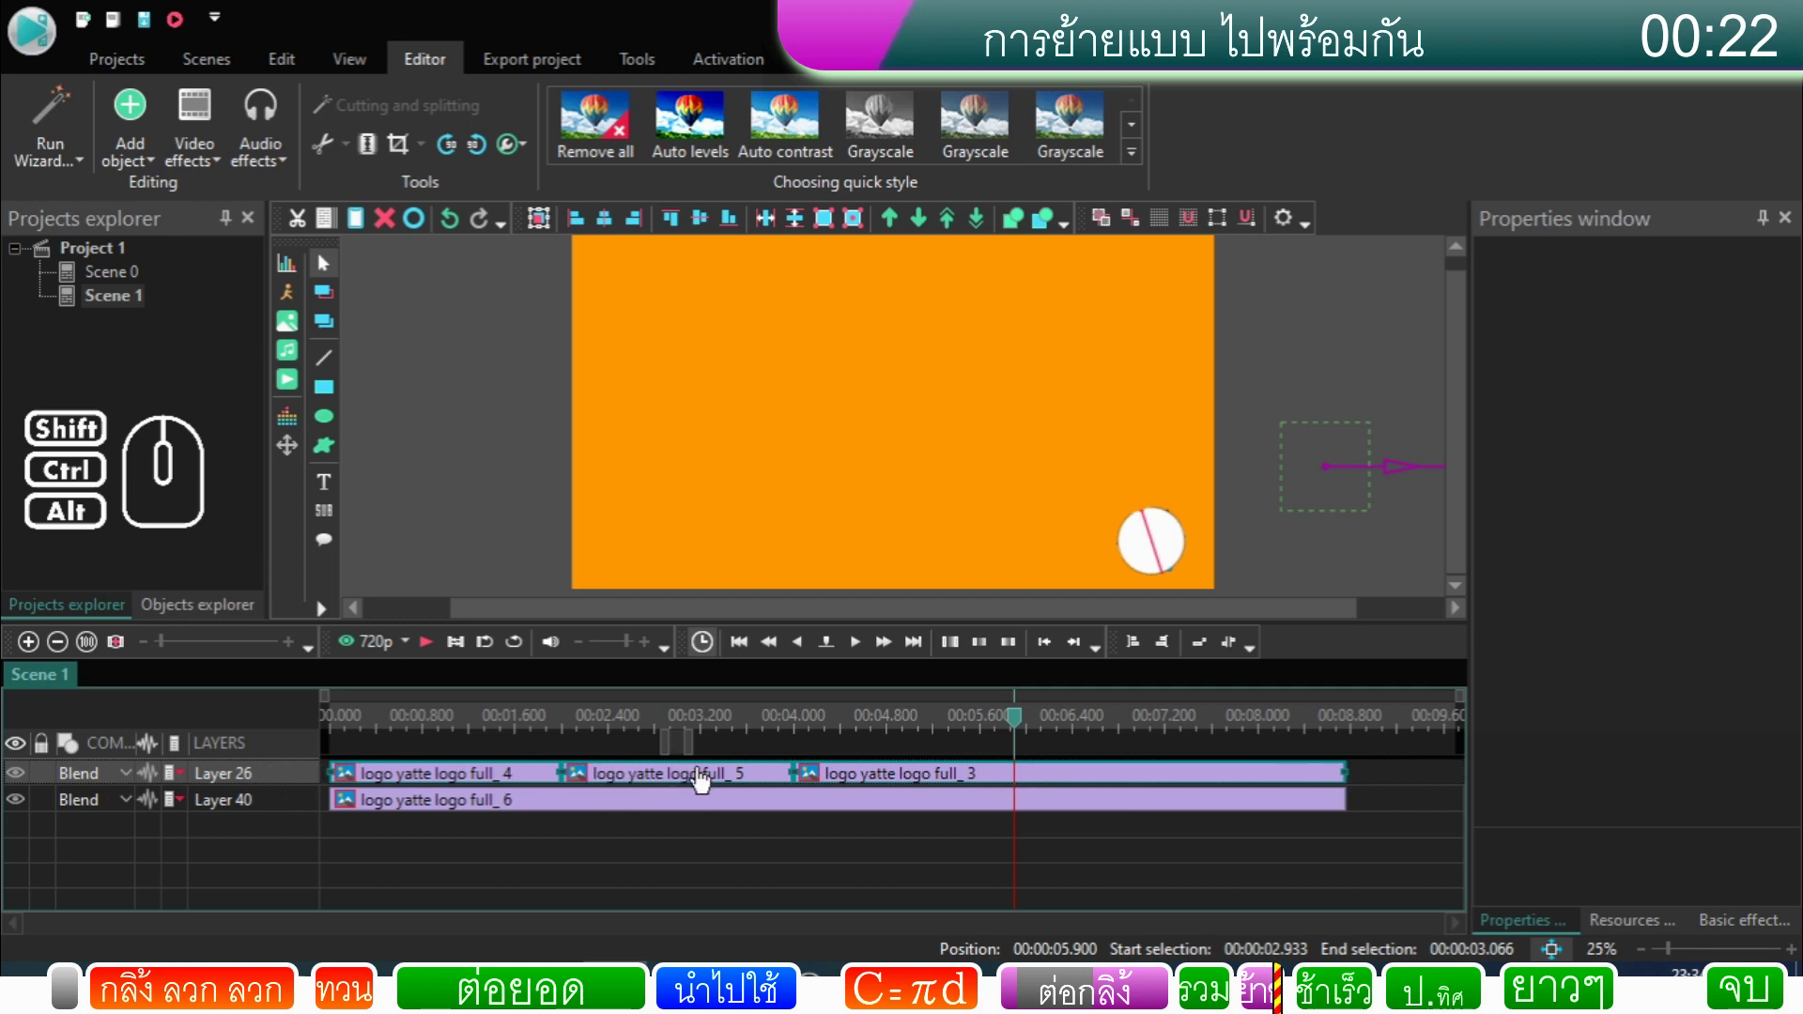
Step: Drag the last sprite's path back inside the frame and preview both logos rolling together
left_click_drag(1125, 619, 1302, 637)
left_click_drag(1423, 492, 1043, 493)
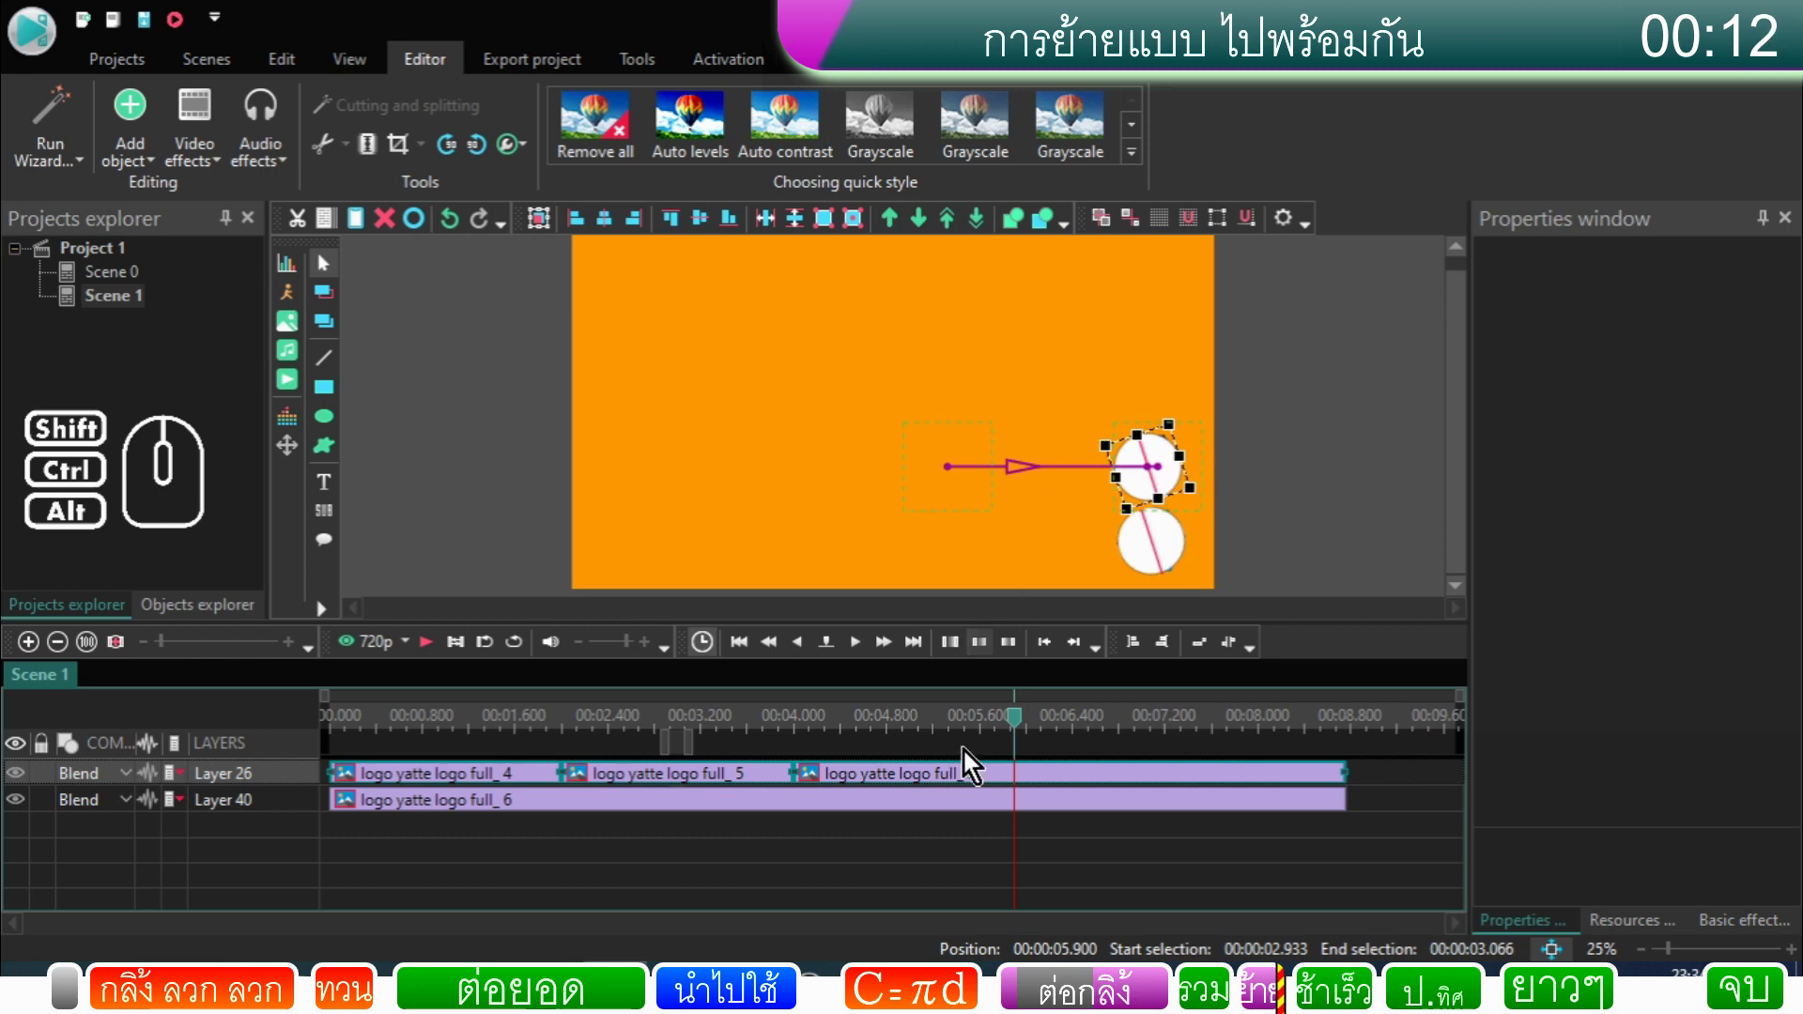
left_click_drag(1019, 728, 317, 841)
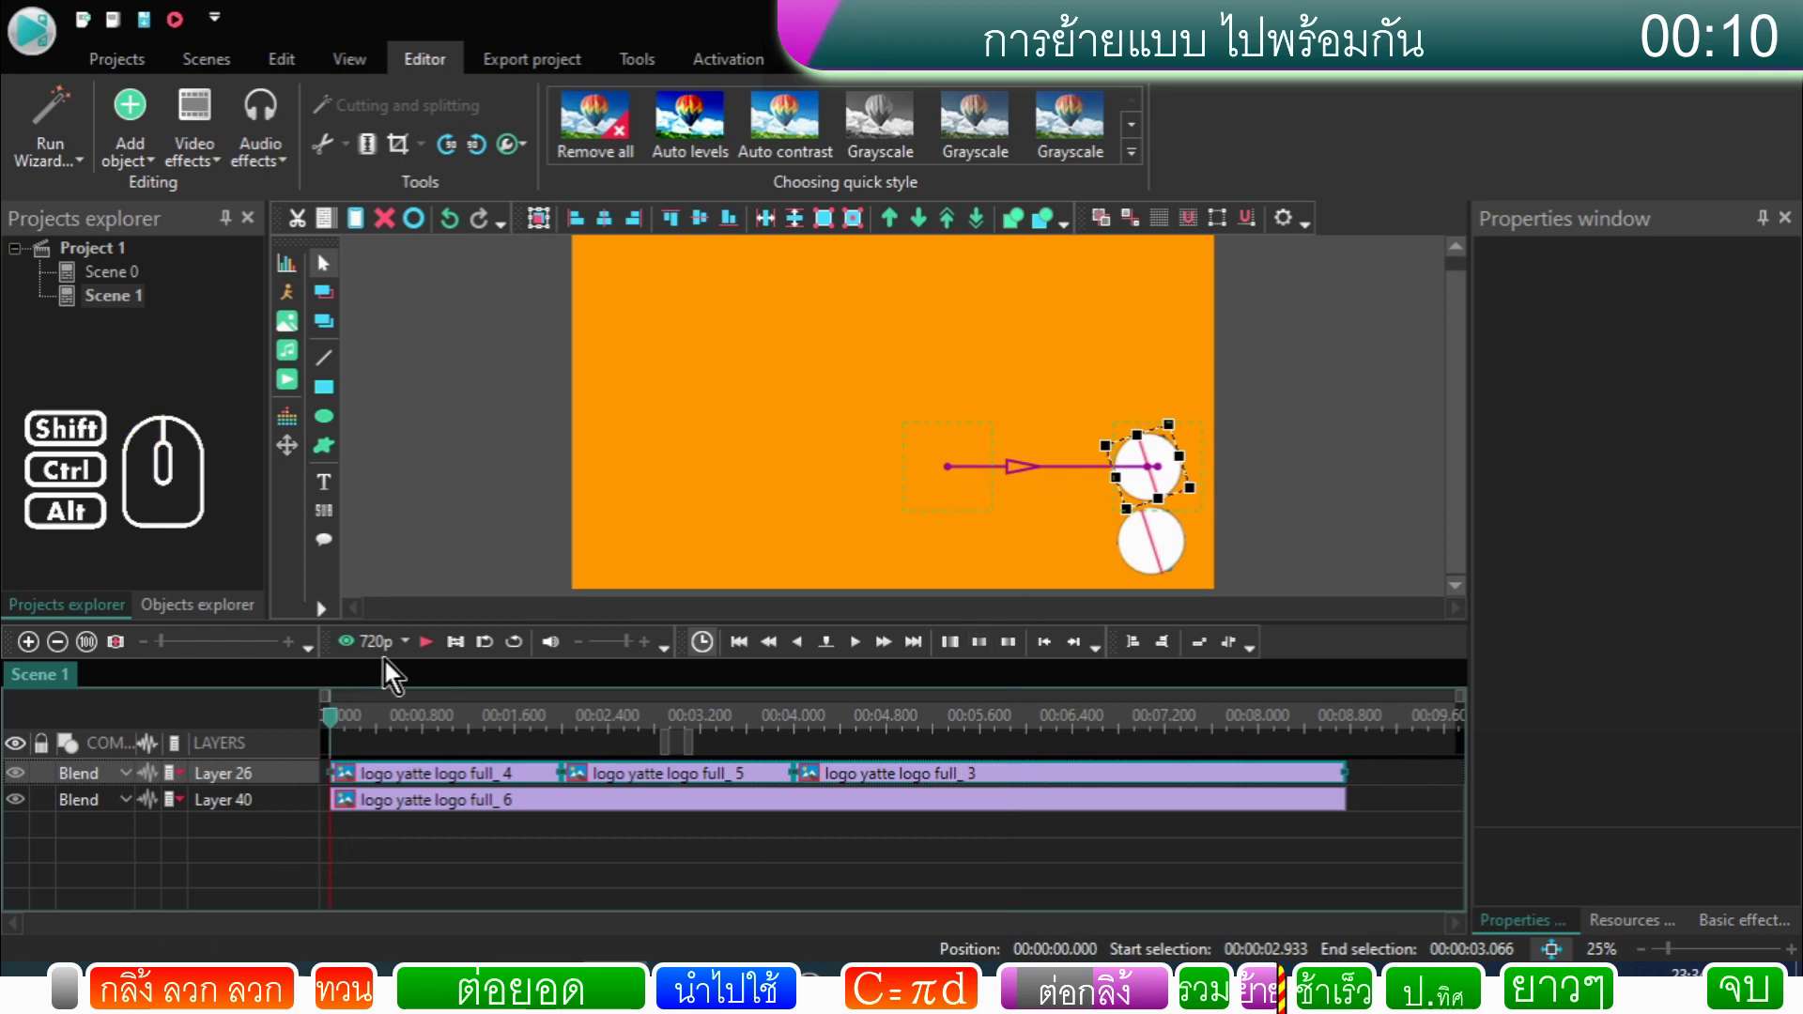
left_click(435, 657)
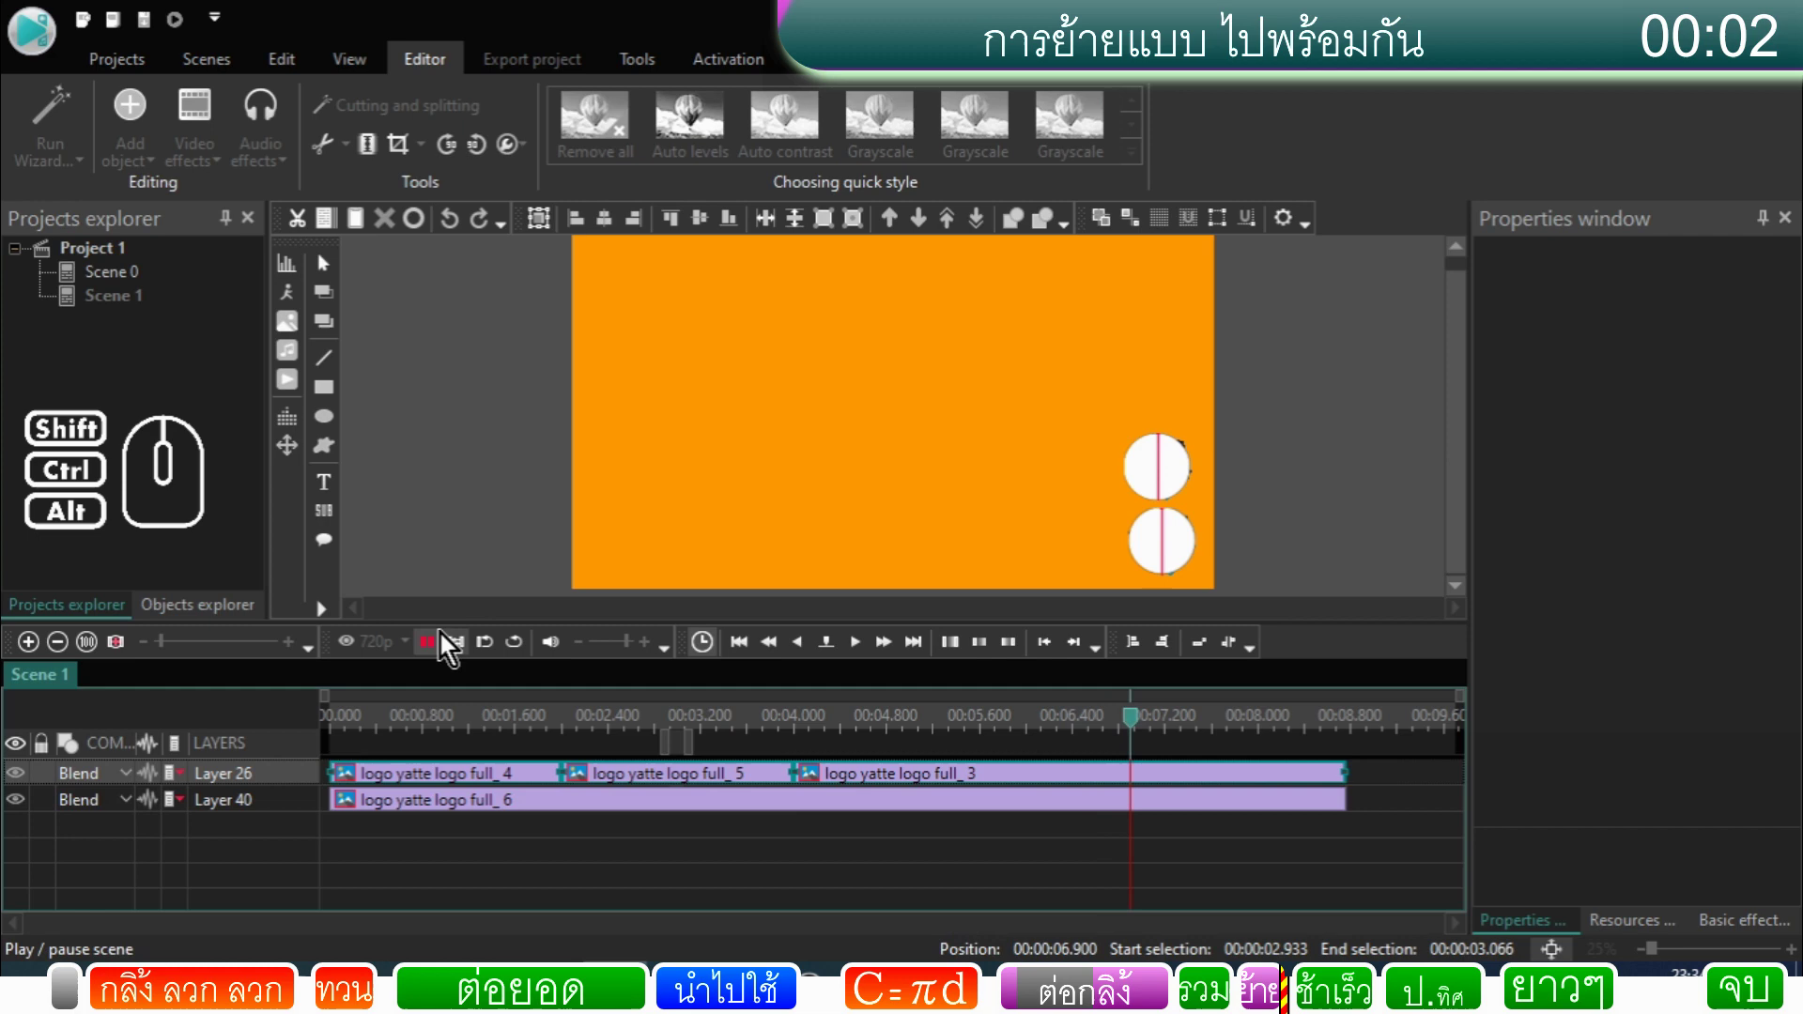
left_click(436, 653)
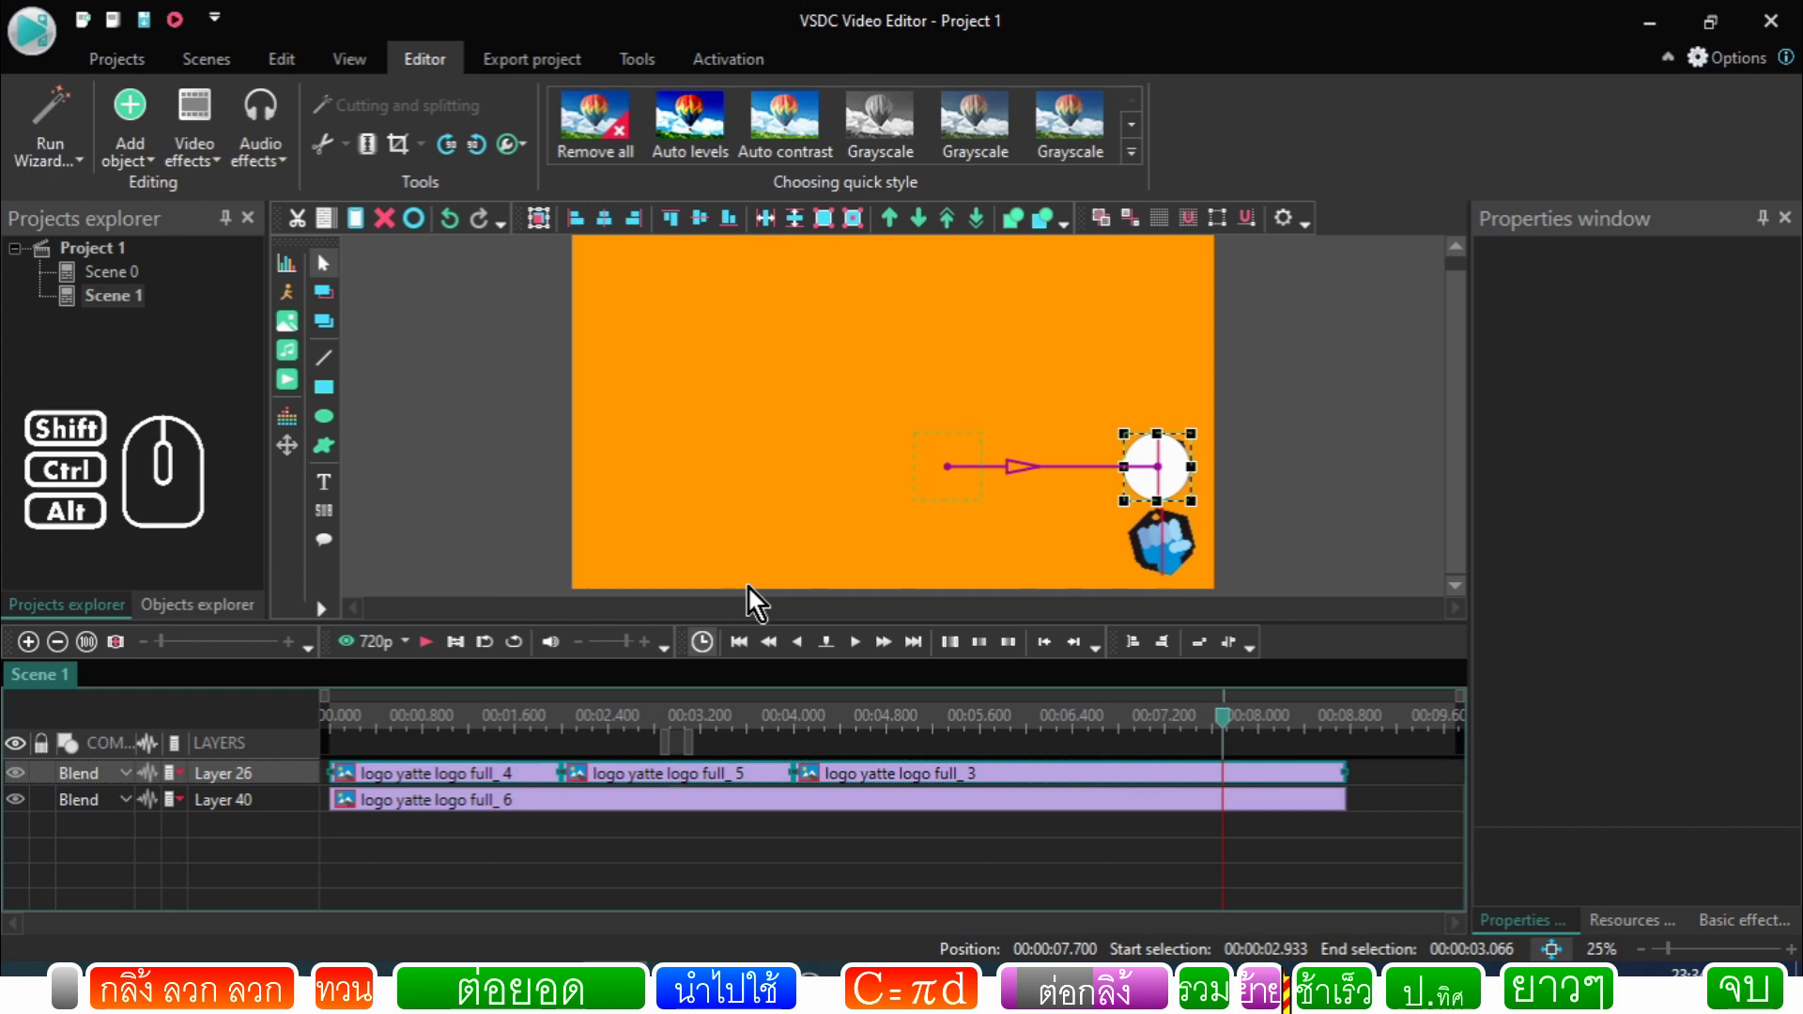
Step: Jump to about 2.8 s and select the logo_4 clip
left_click(664, 722)
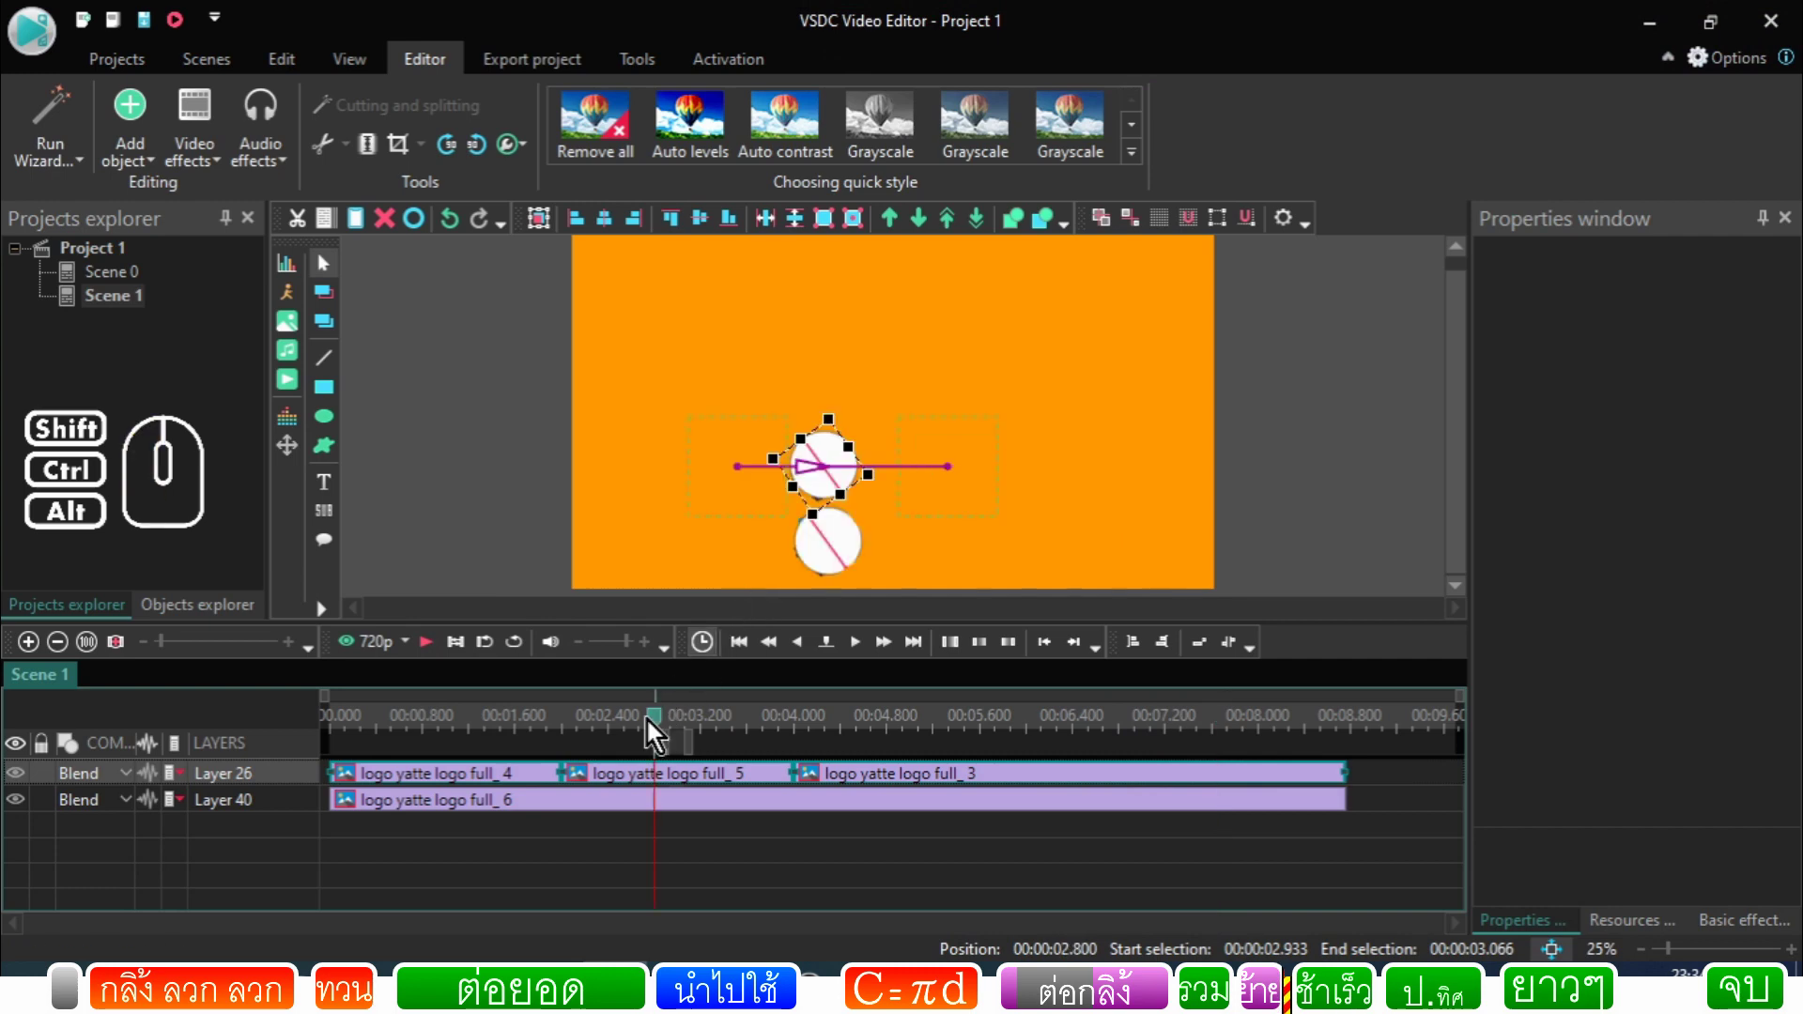
left_click(547, 764)
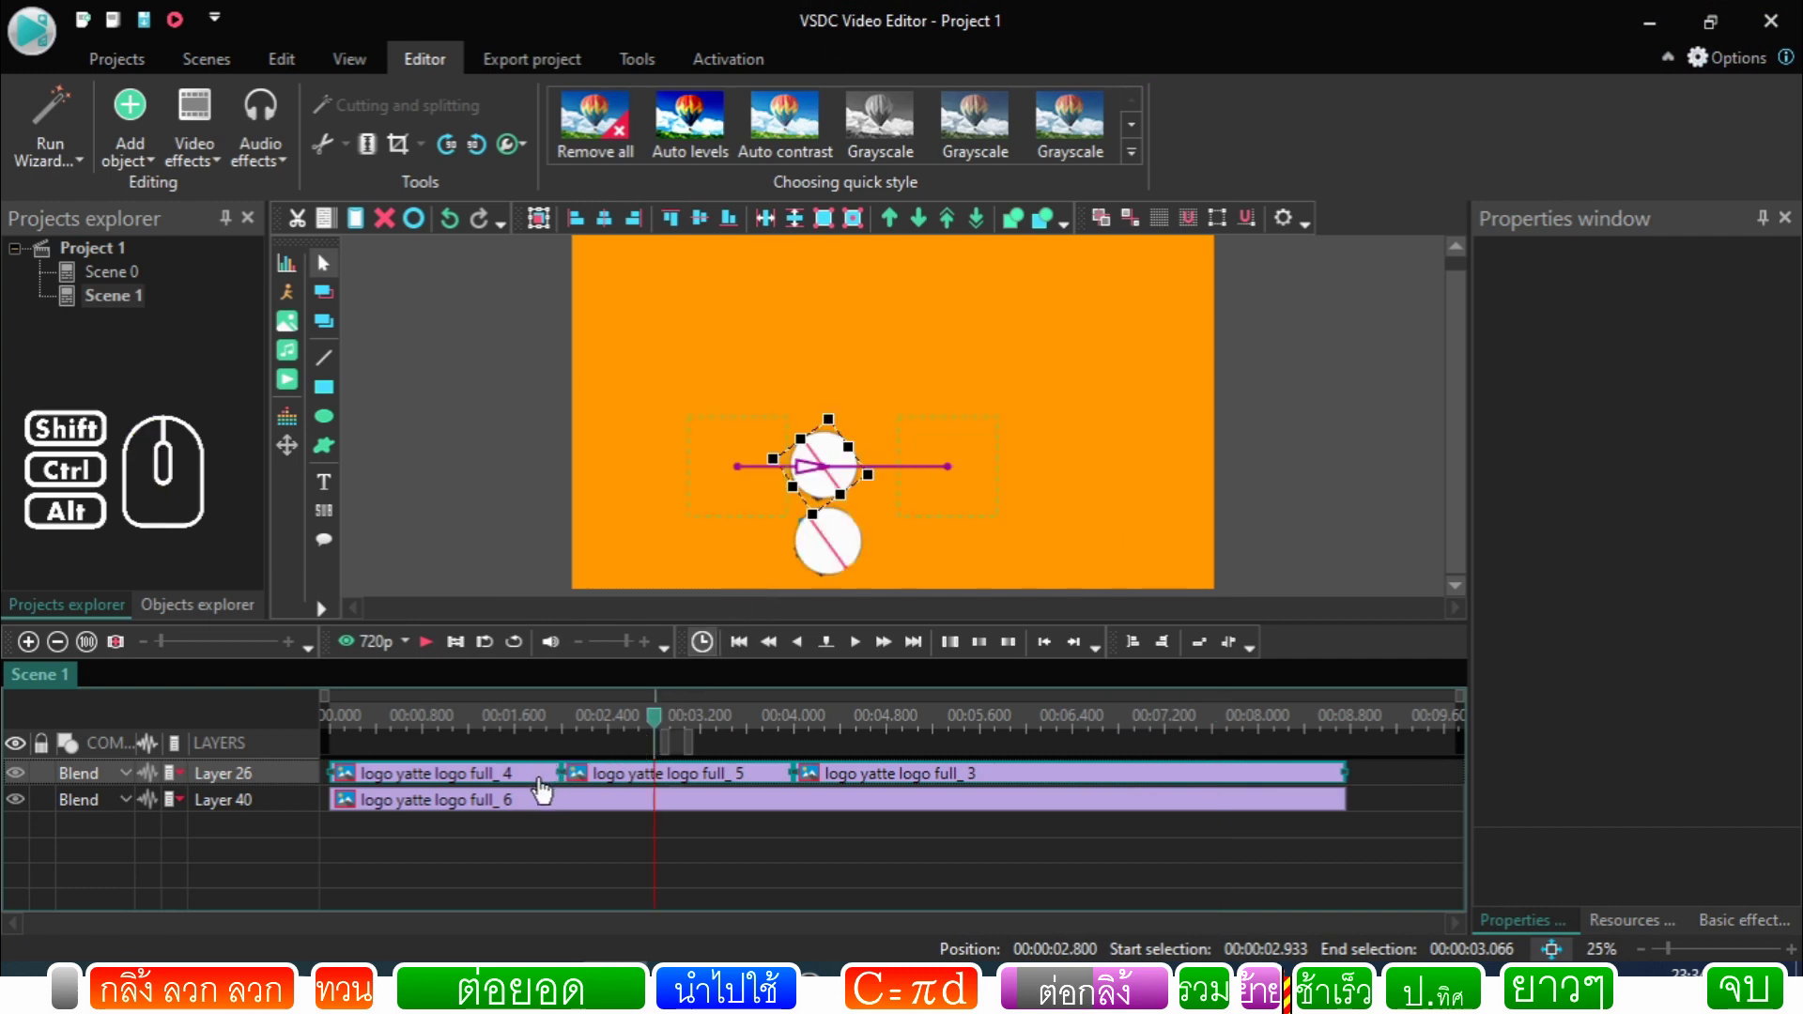
left_click(639, 857)
left_click(535, 778)
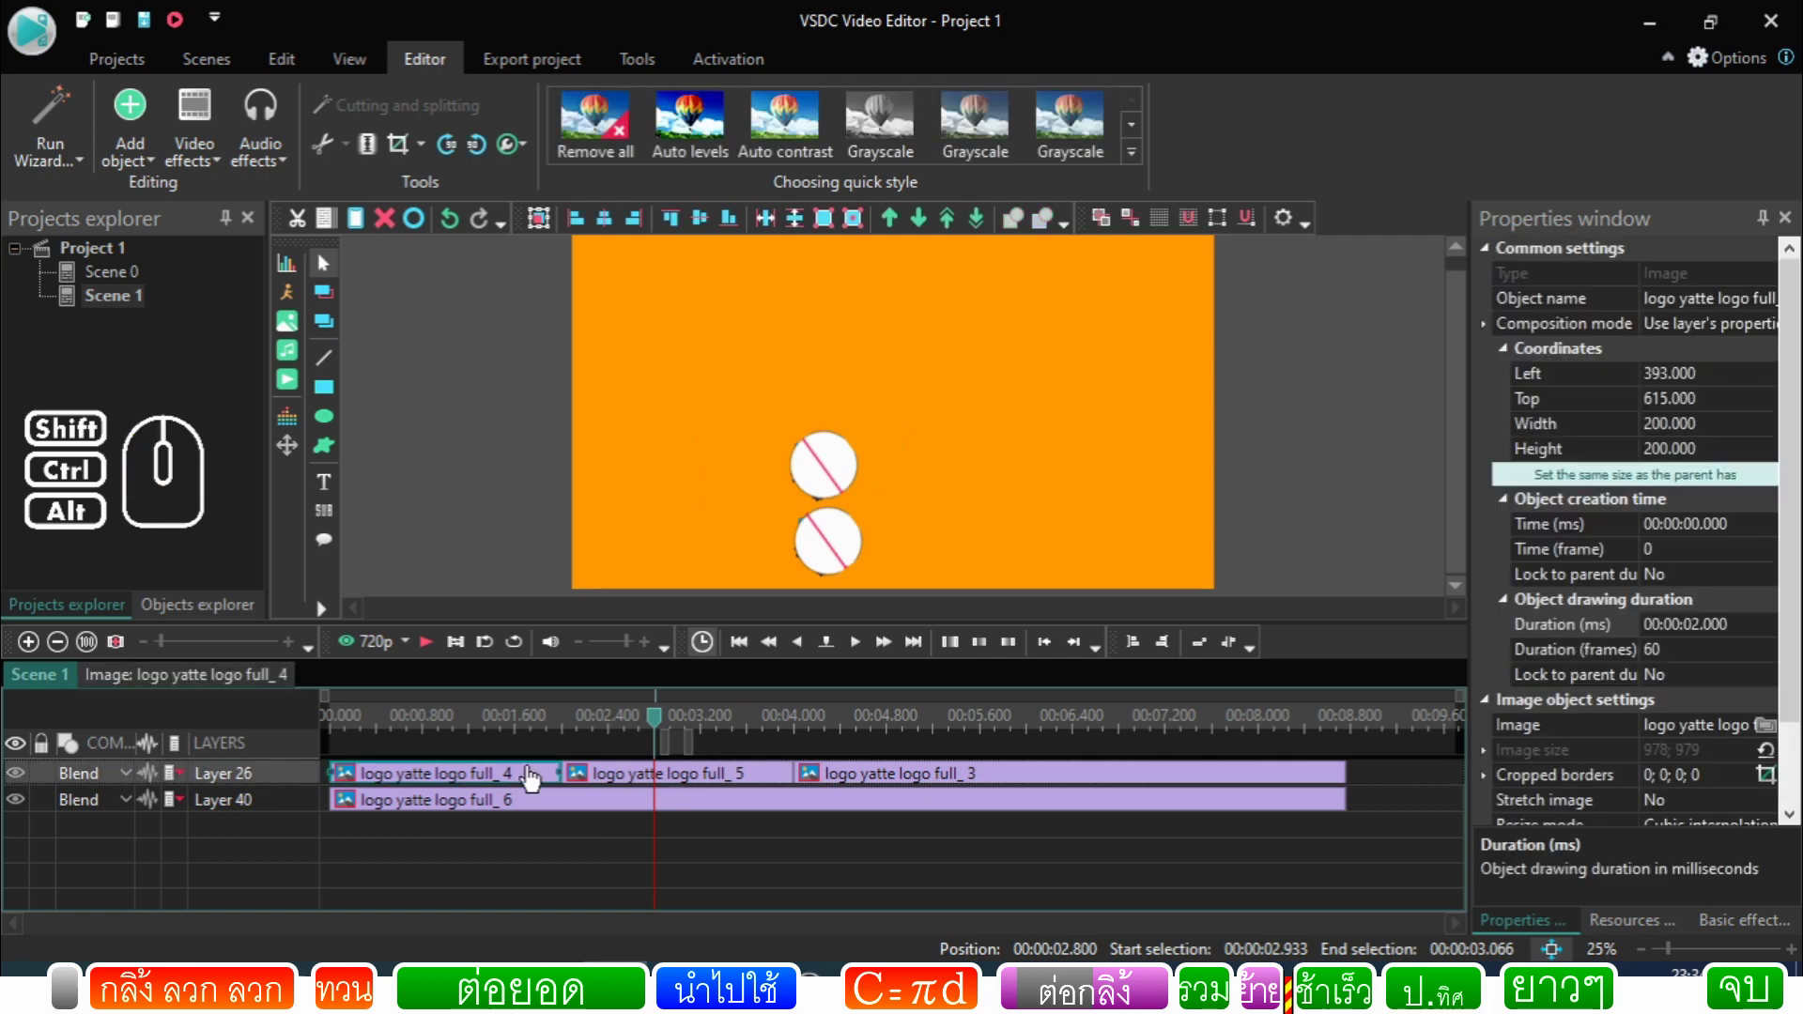
Step: Check logo_4's path start point, then enter the logo_5 sprite's contents
double_click(420, 777)
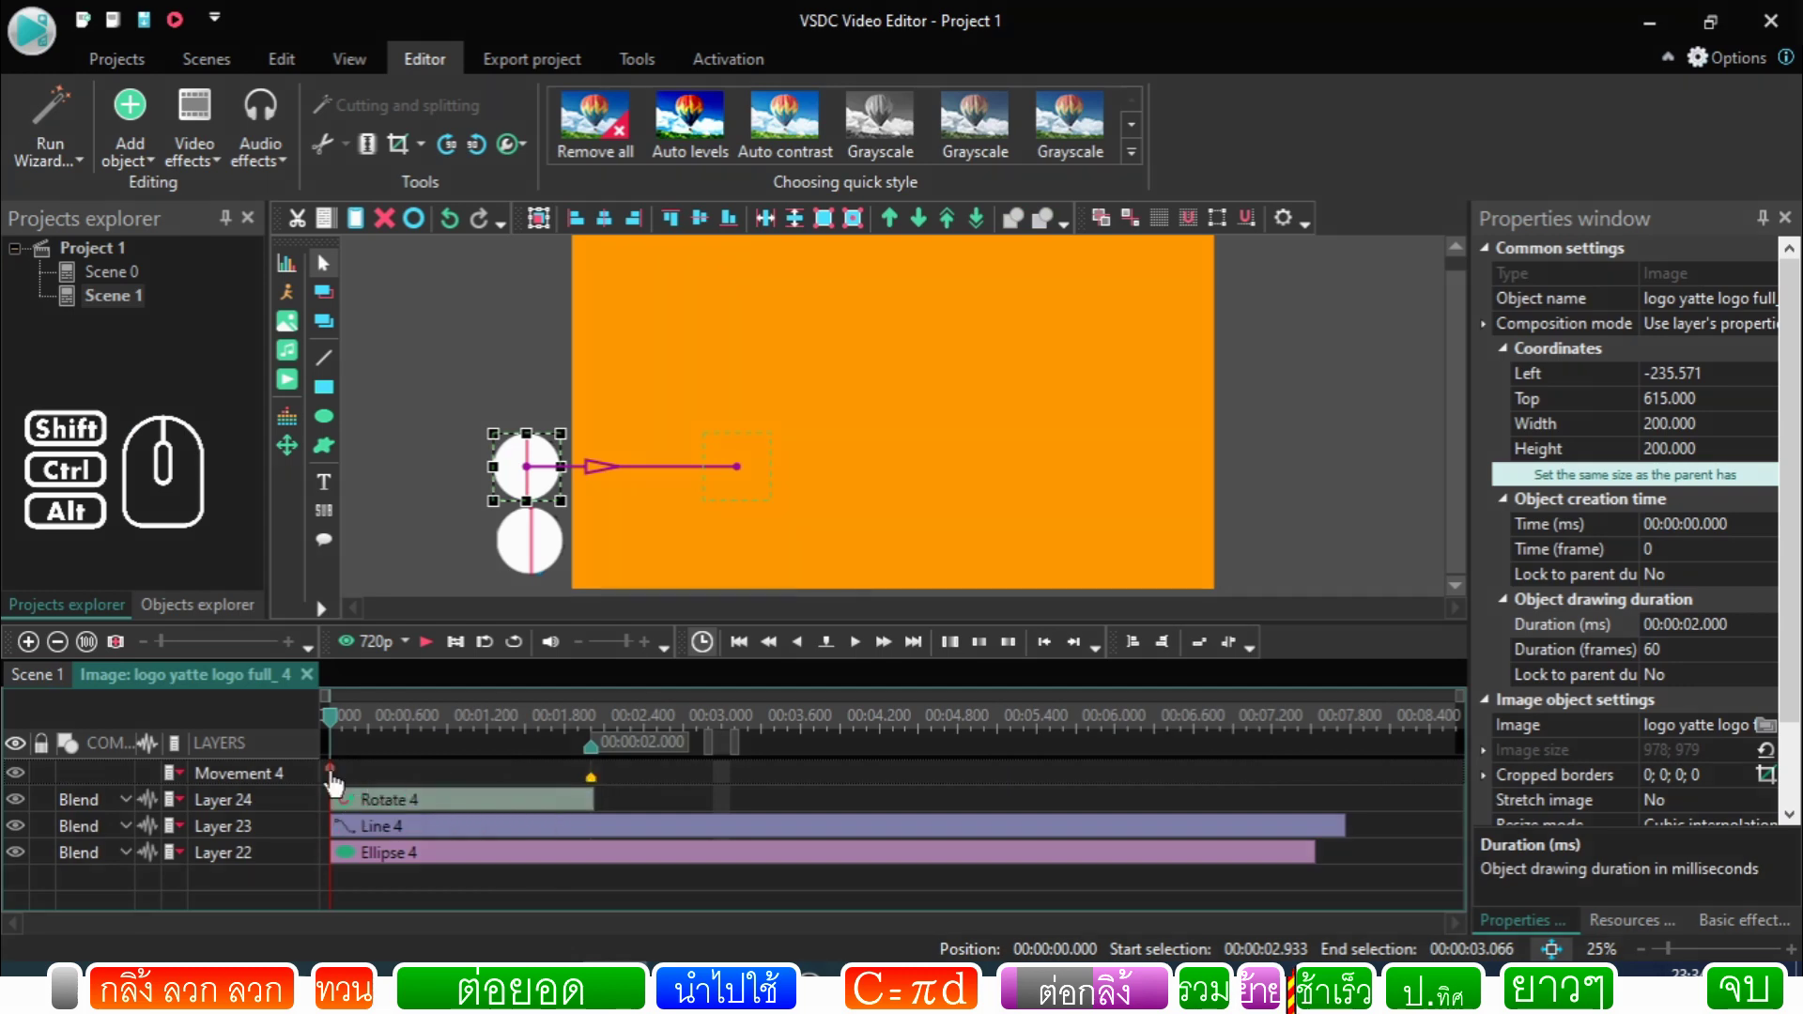
left_click(338, 783)
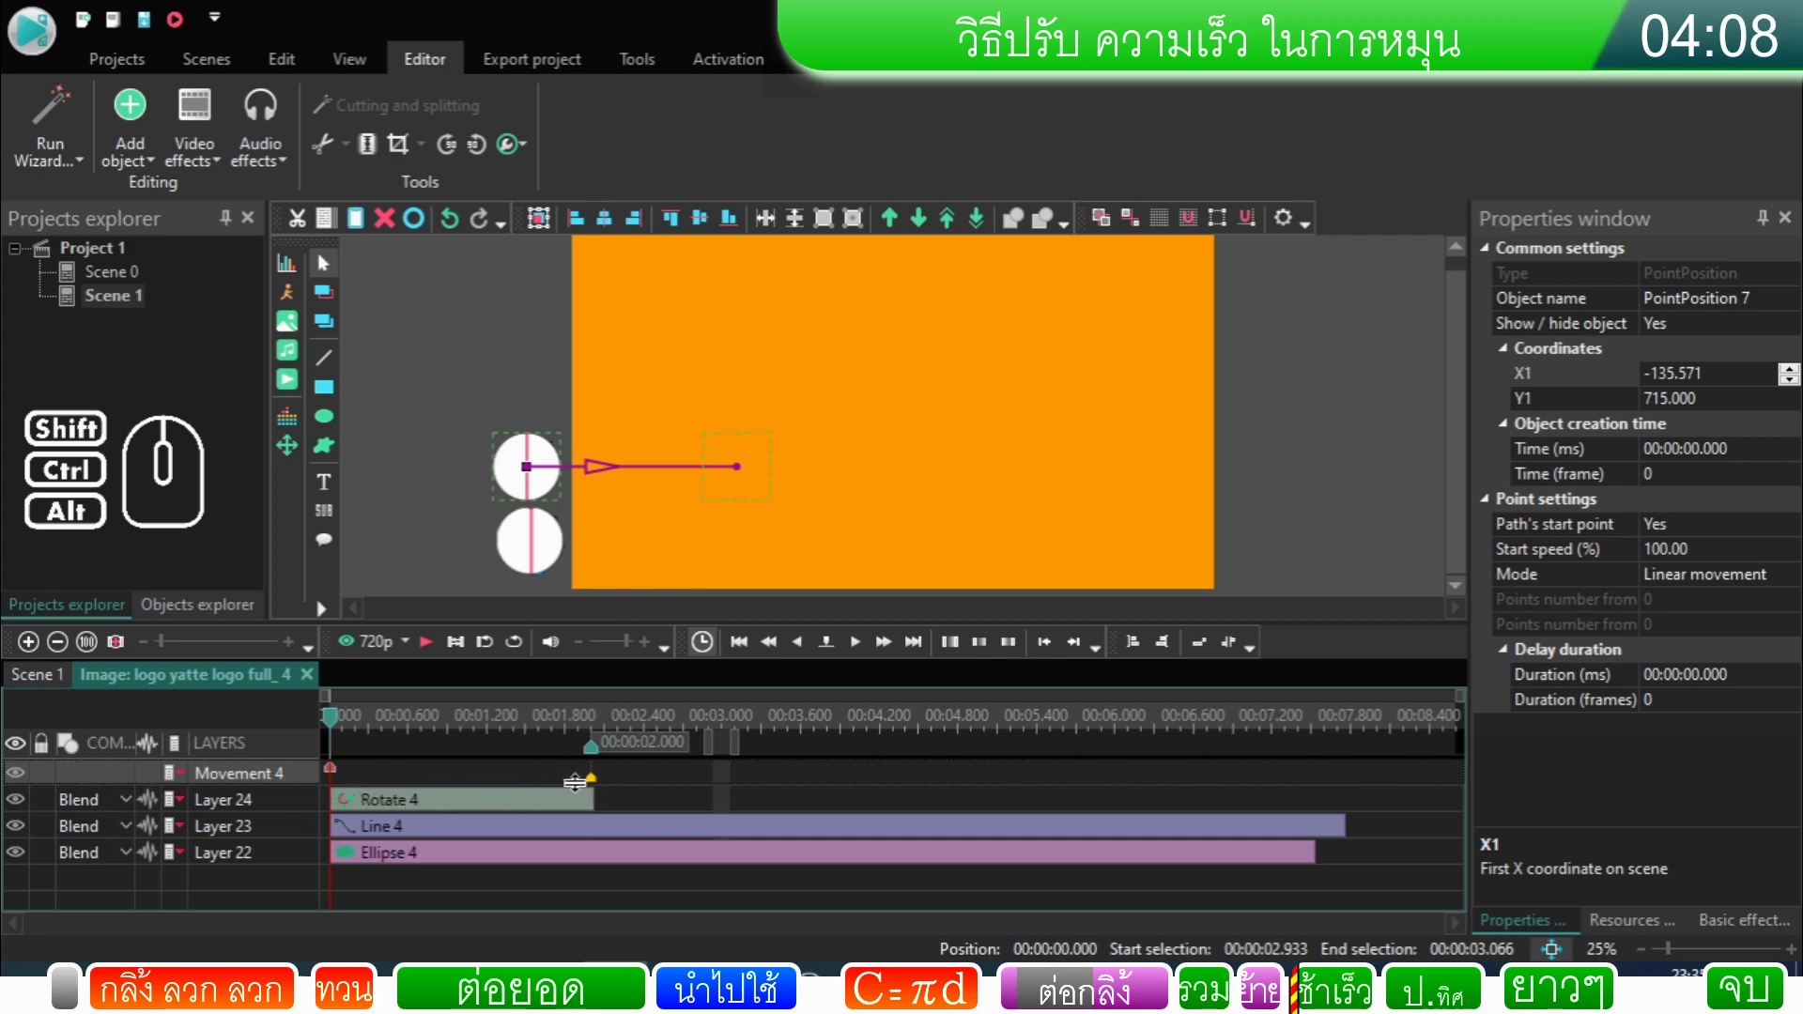
left_click(54, 687)
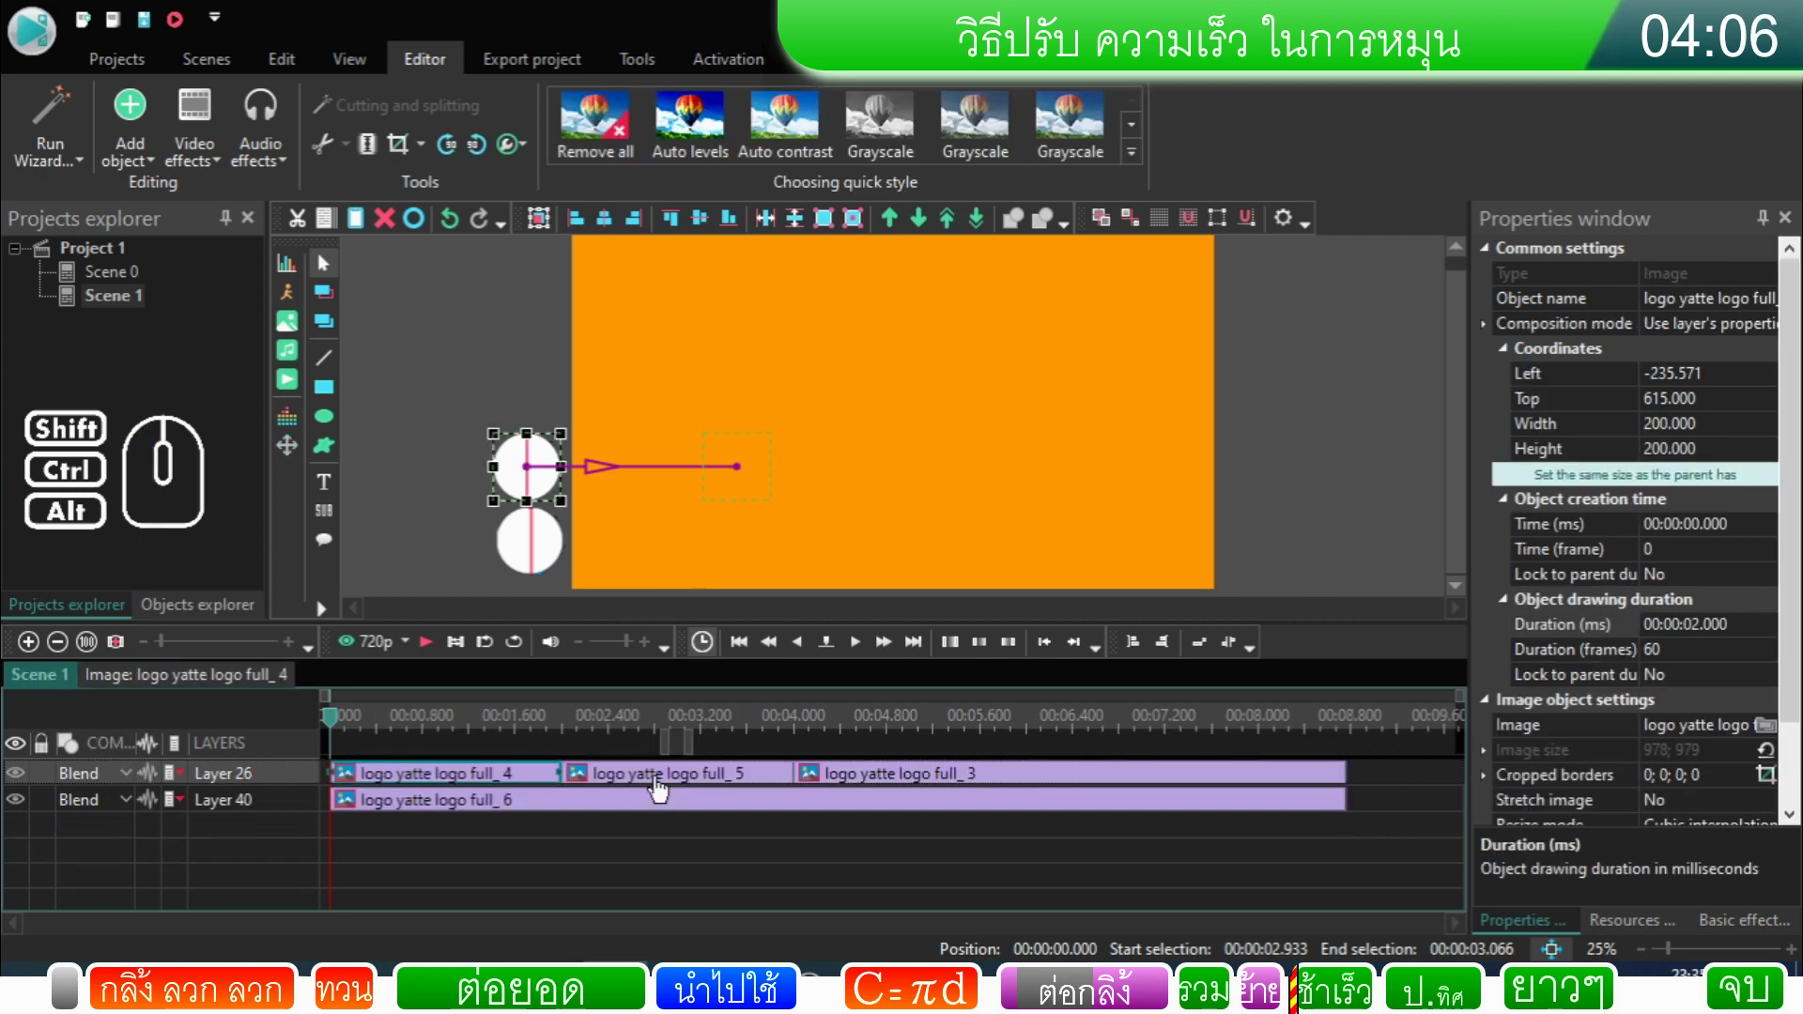
left_click(664, 789)
double_click(664, 789)
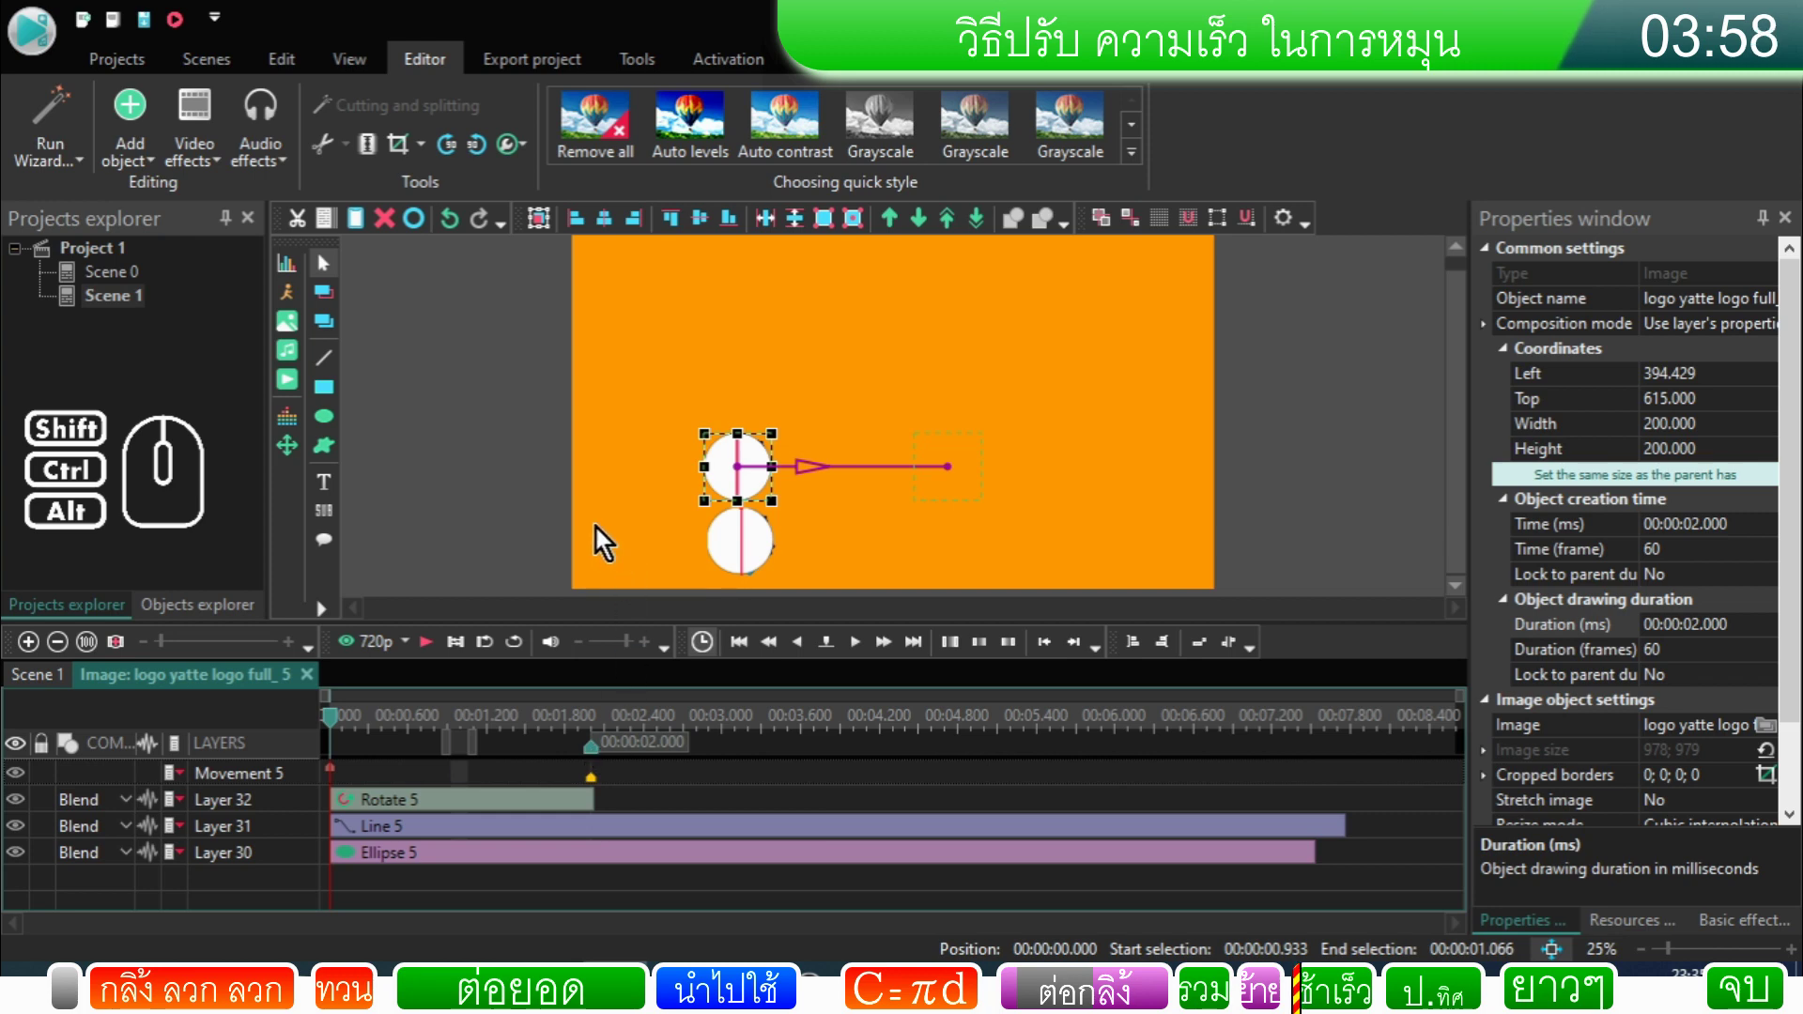
Step: Preview, then stretch logo_5's Movement and Rotate 5 to about 3 seconds each
left_click(437, 653)
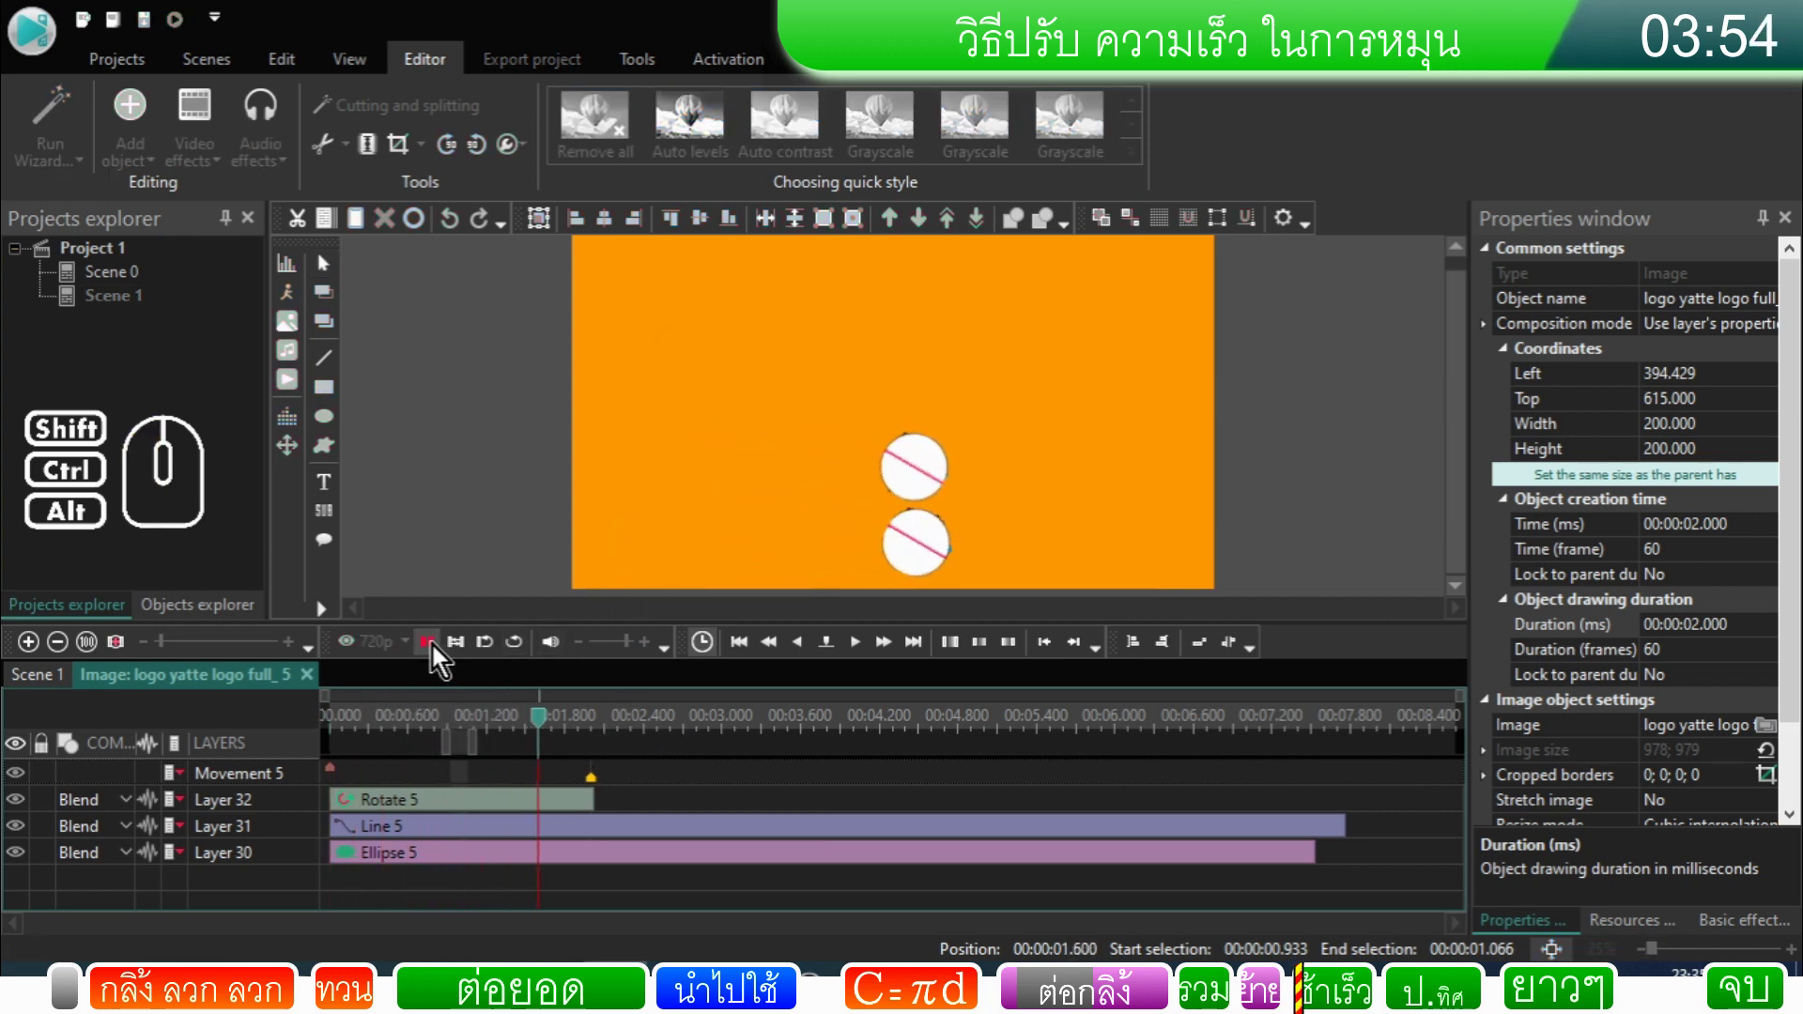
left_click(438, 656)
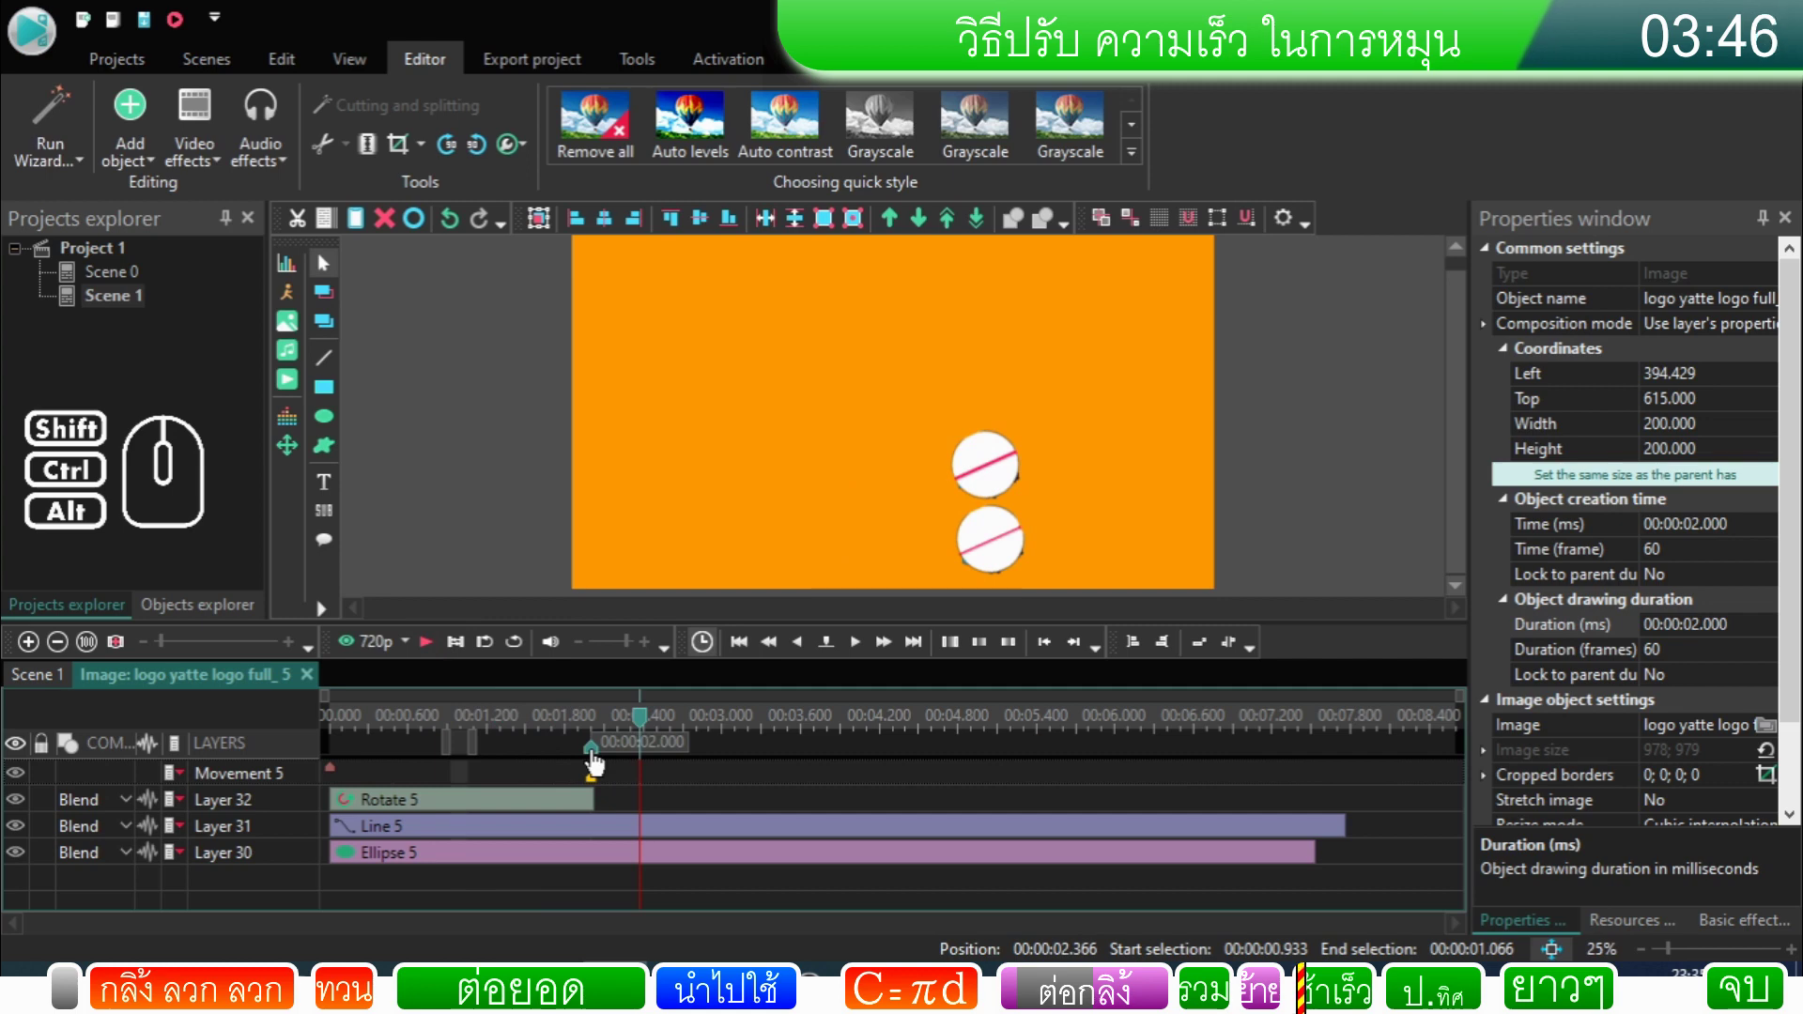
left_click_drag(599, 762, 727, 787)
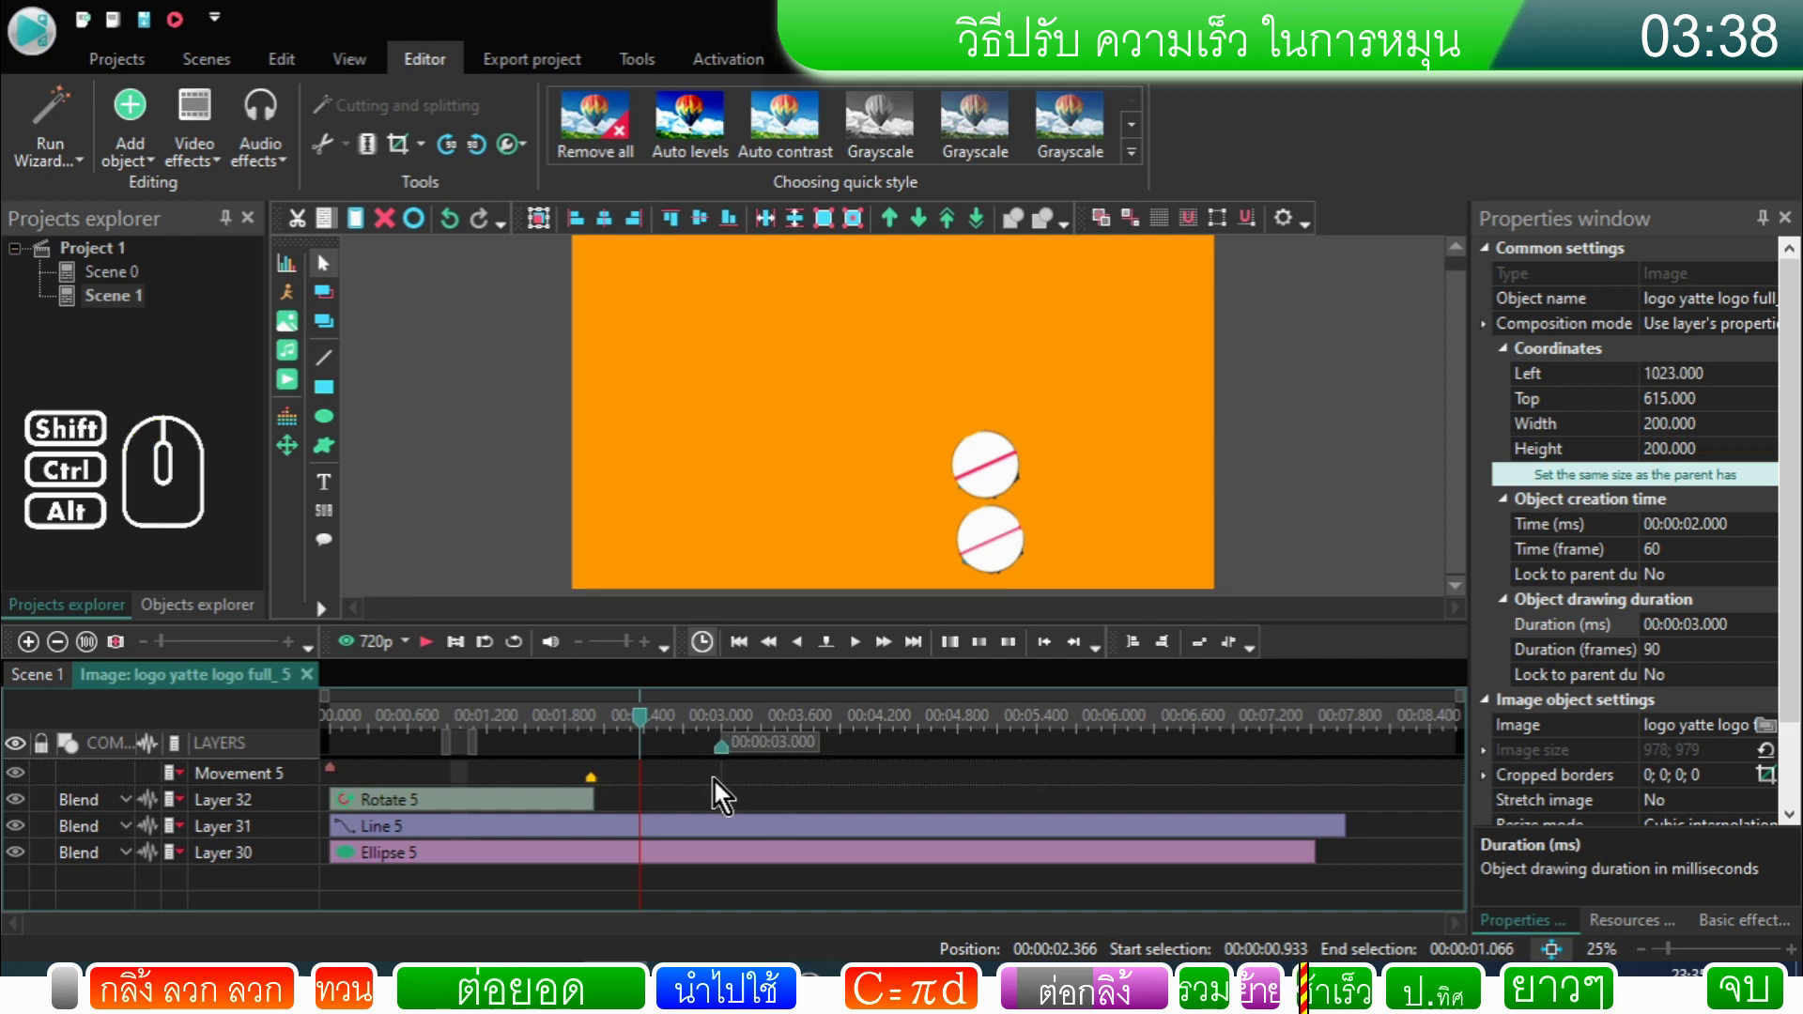
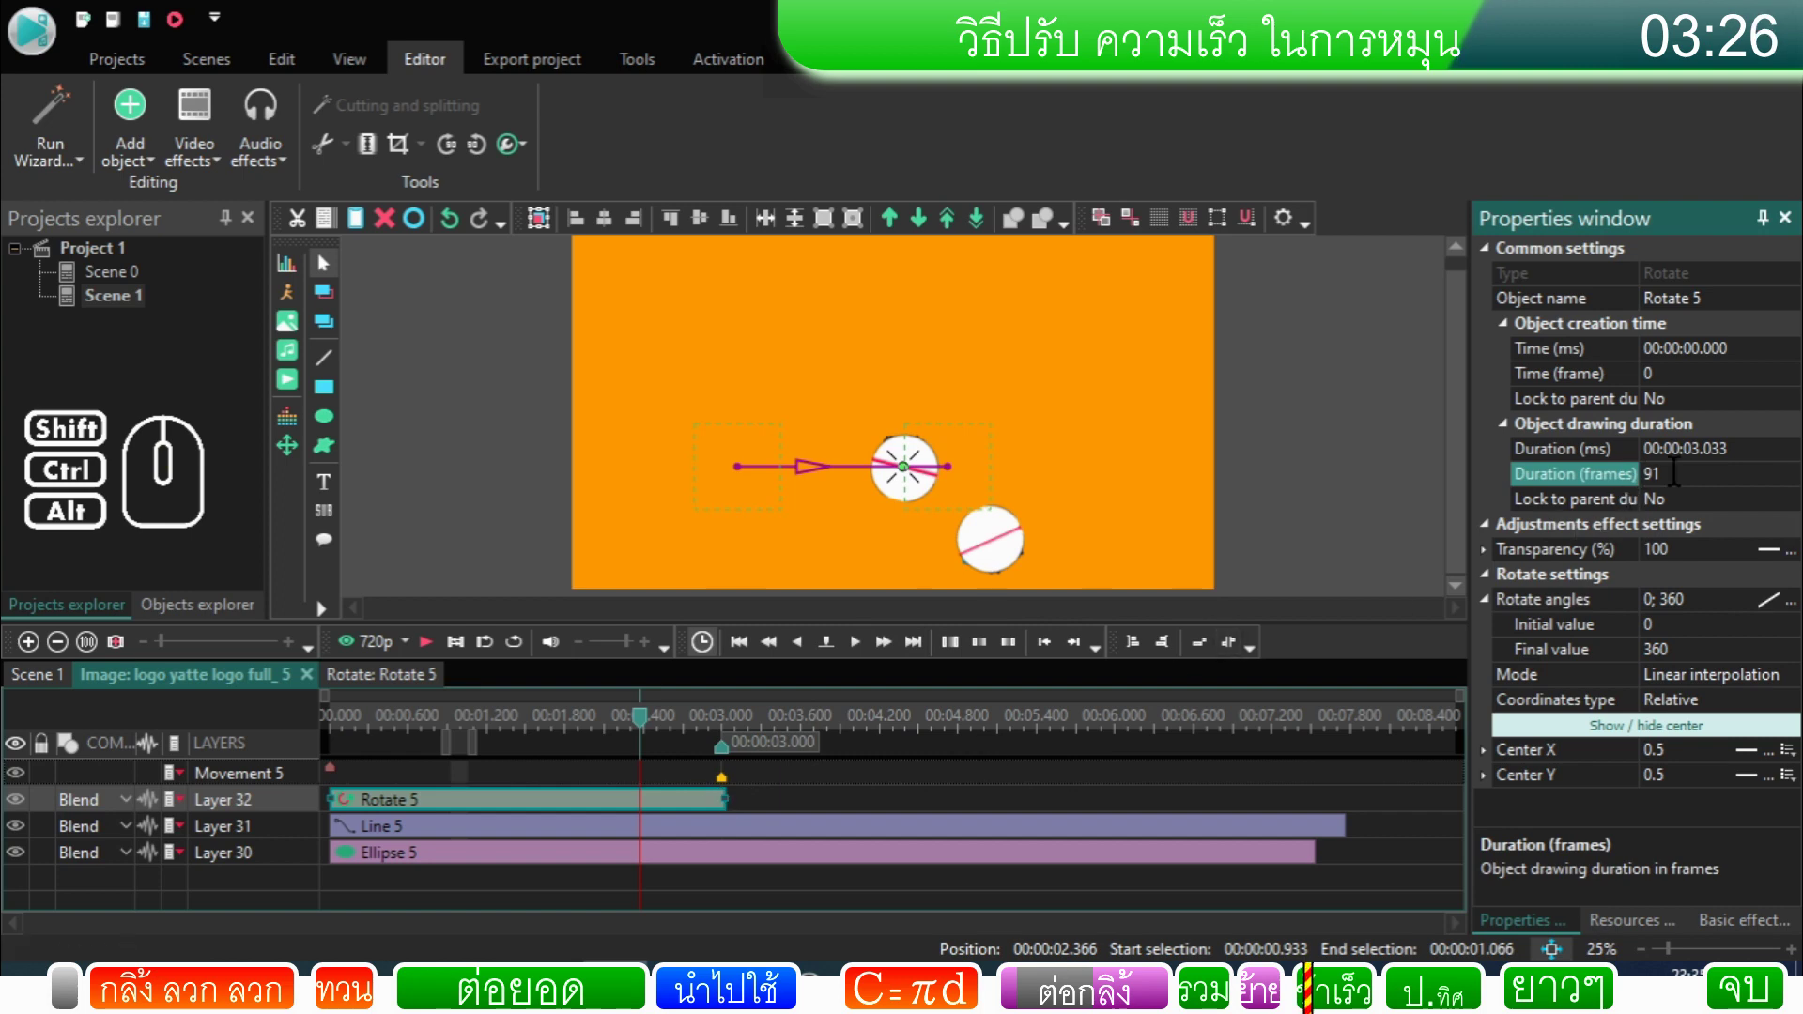
left_click(743, 774)
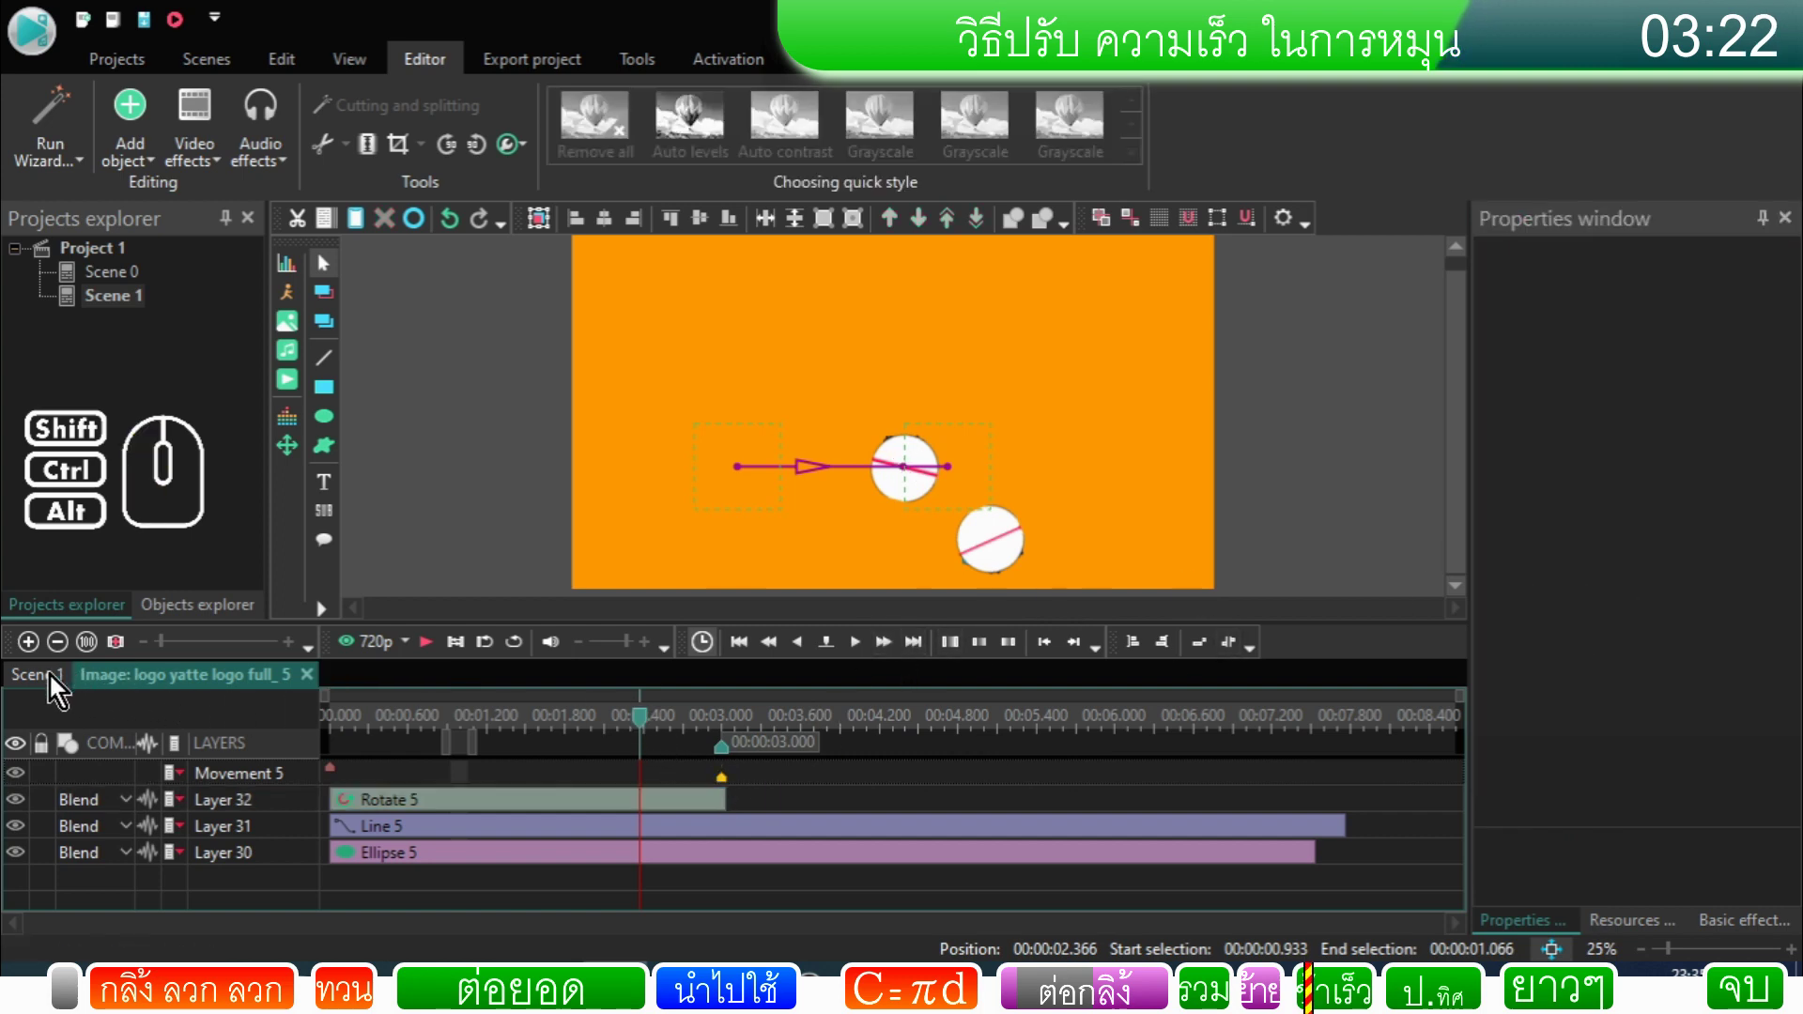
Step: On Scene 1, butt the logo_3 clip against the end of logo_5 and preview from the start
left_click(54, 680)
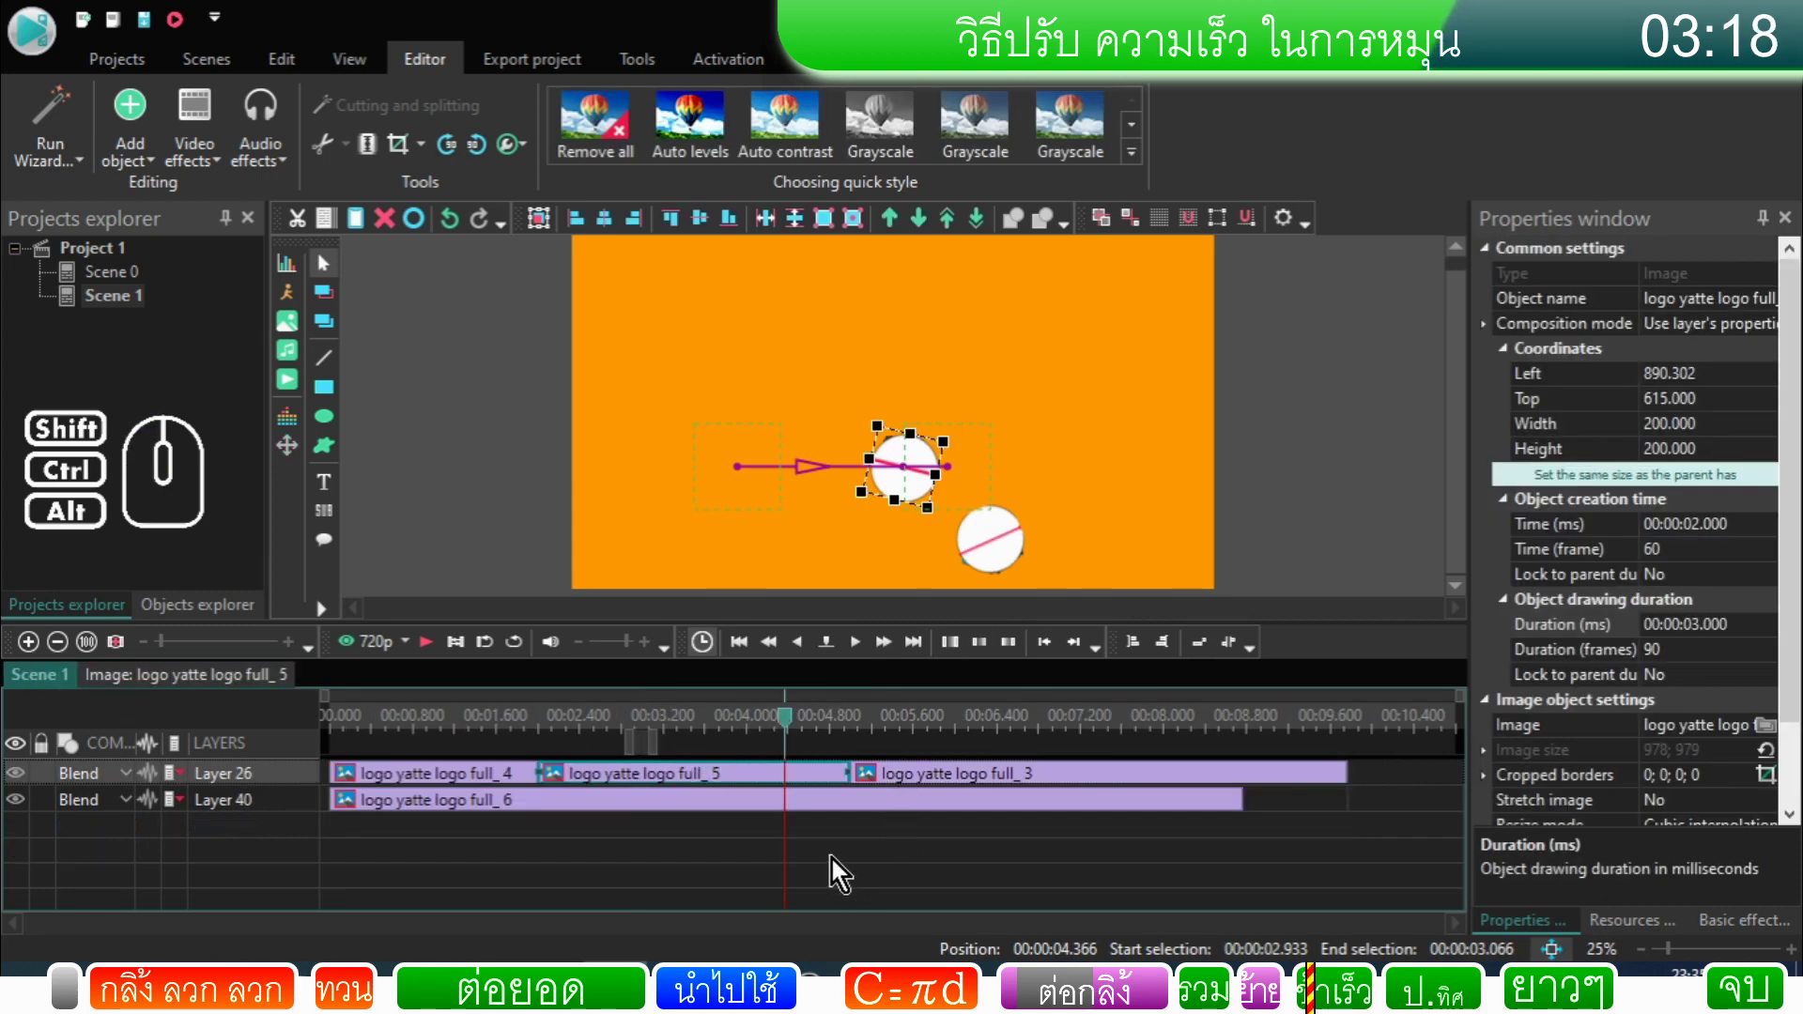
left_click(838, 869)
left_click(880, 783)
left_click_drag(882, 783, 937, 783)
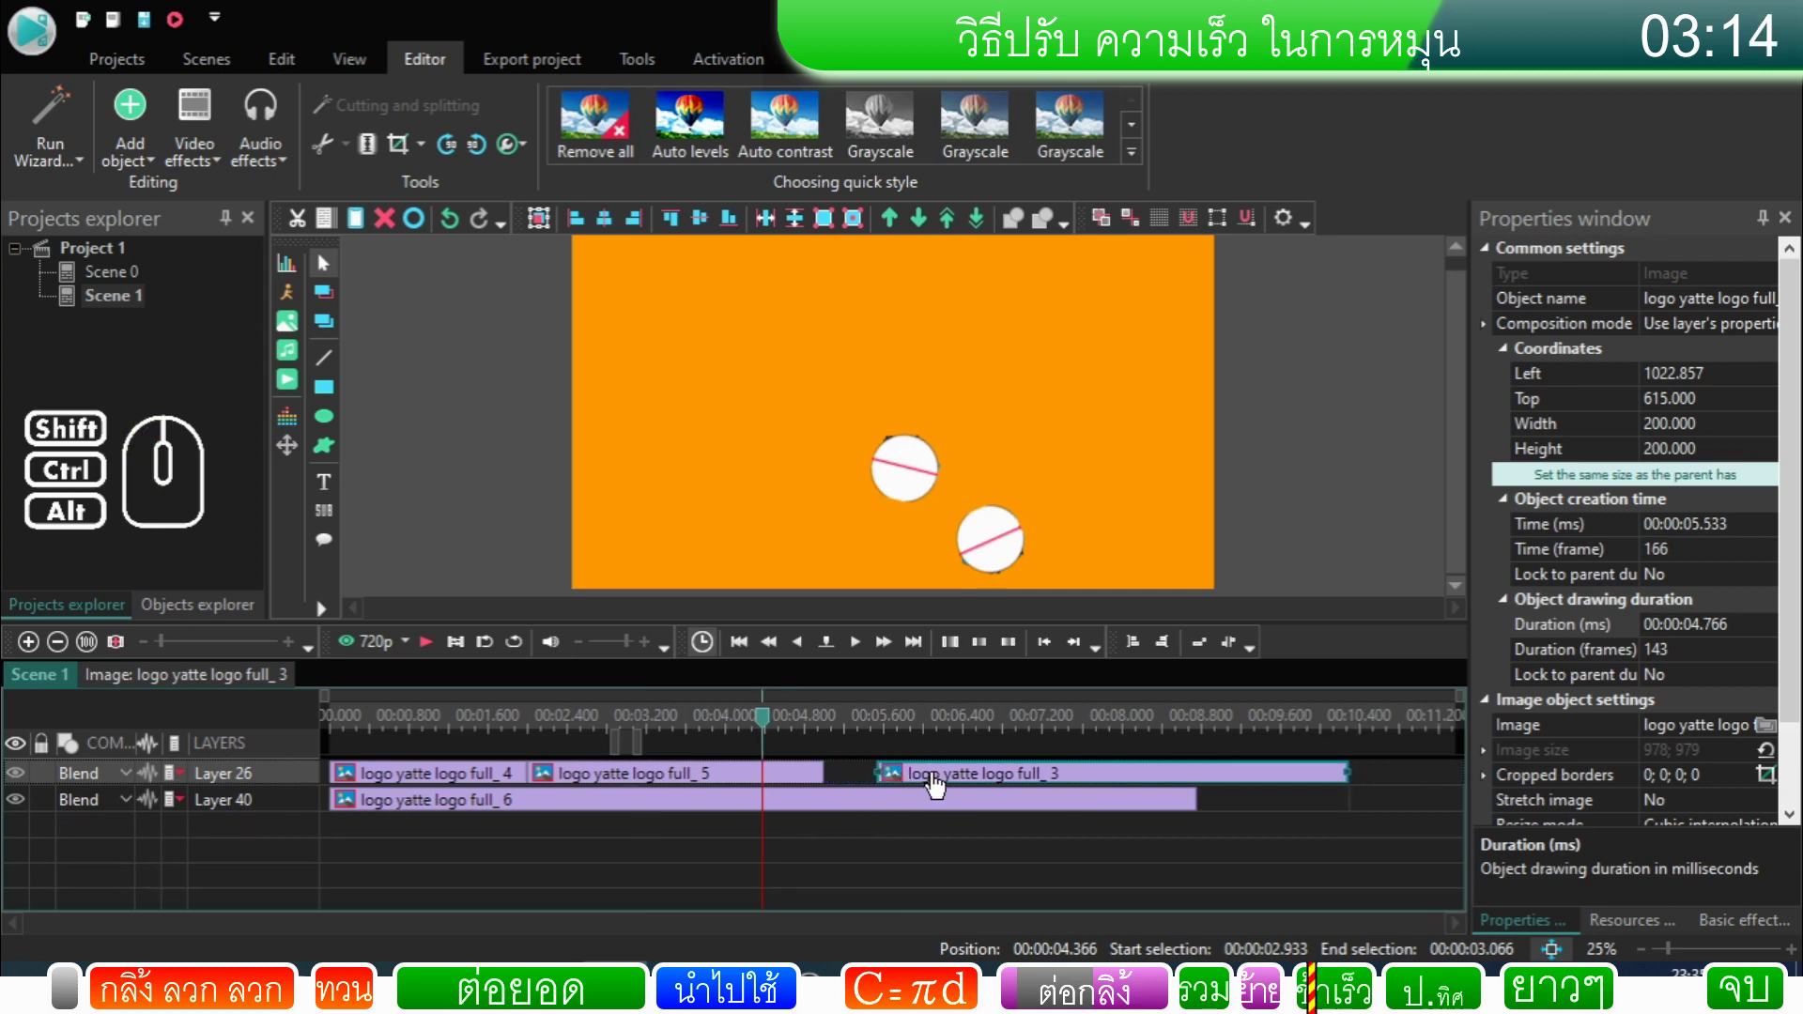
left_click_drag(941, 785, 869, 784)
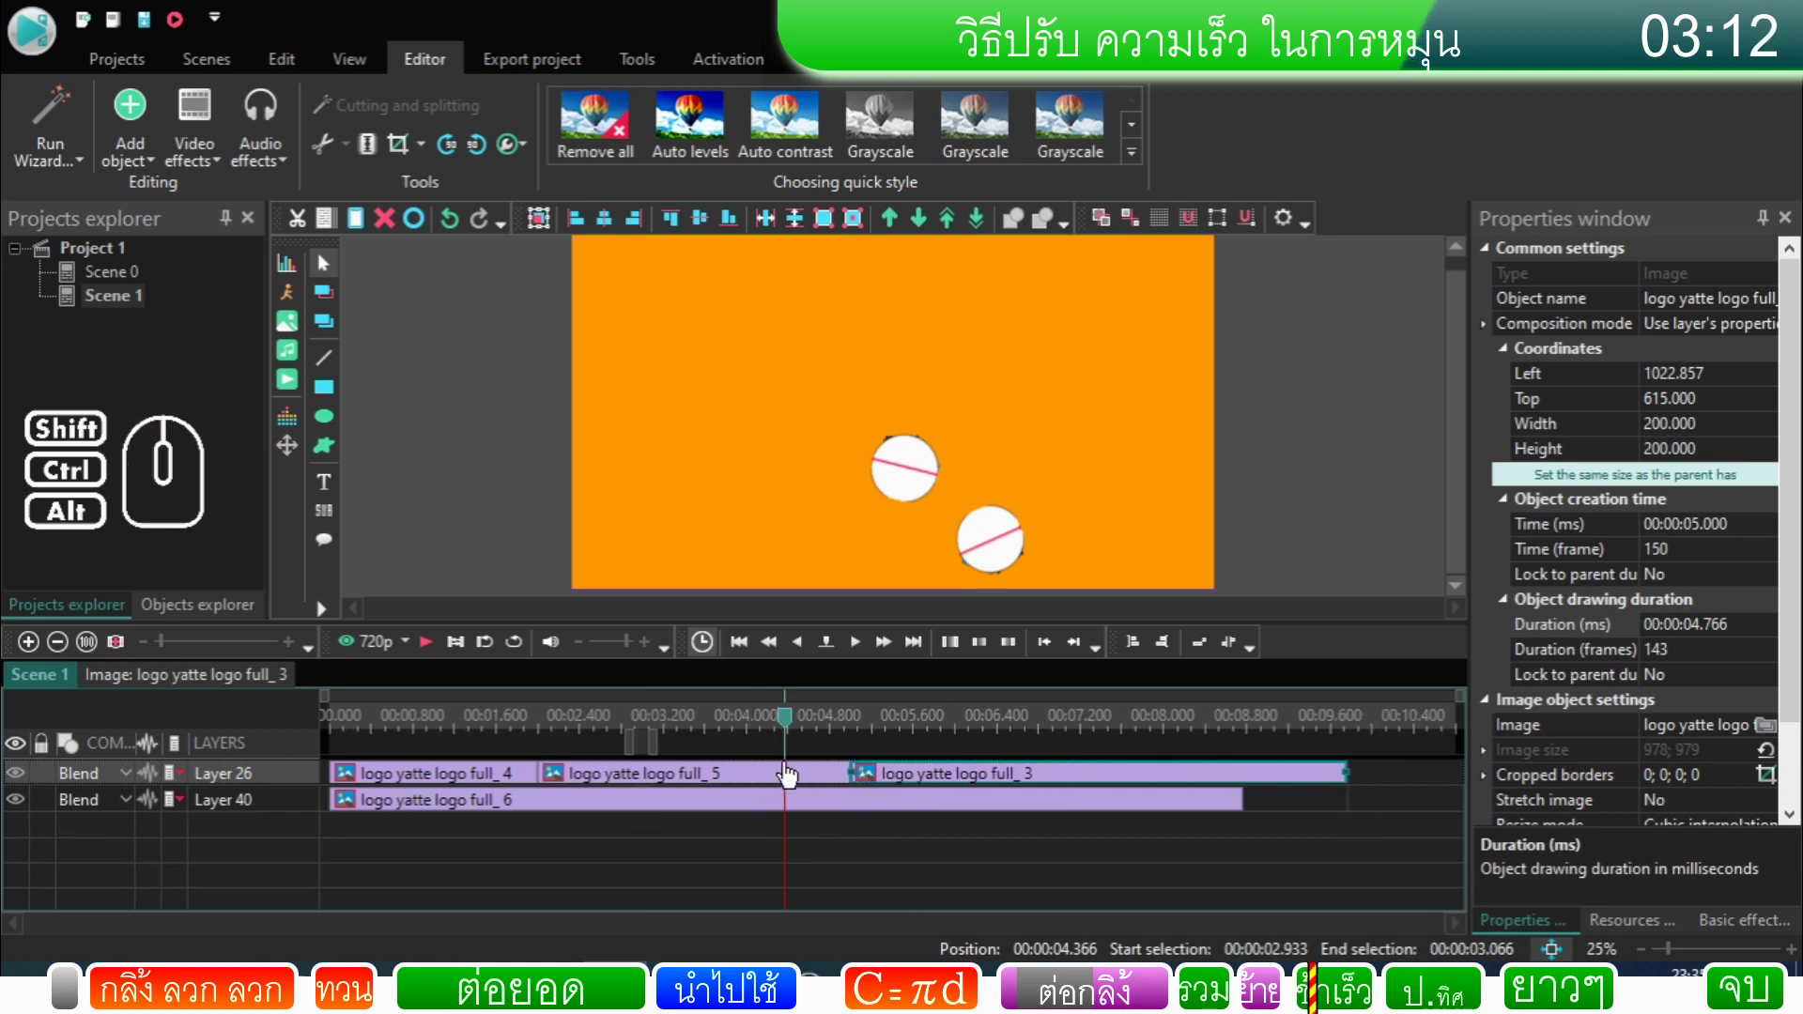
left_click(789, 732)
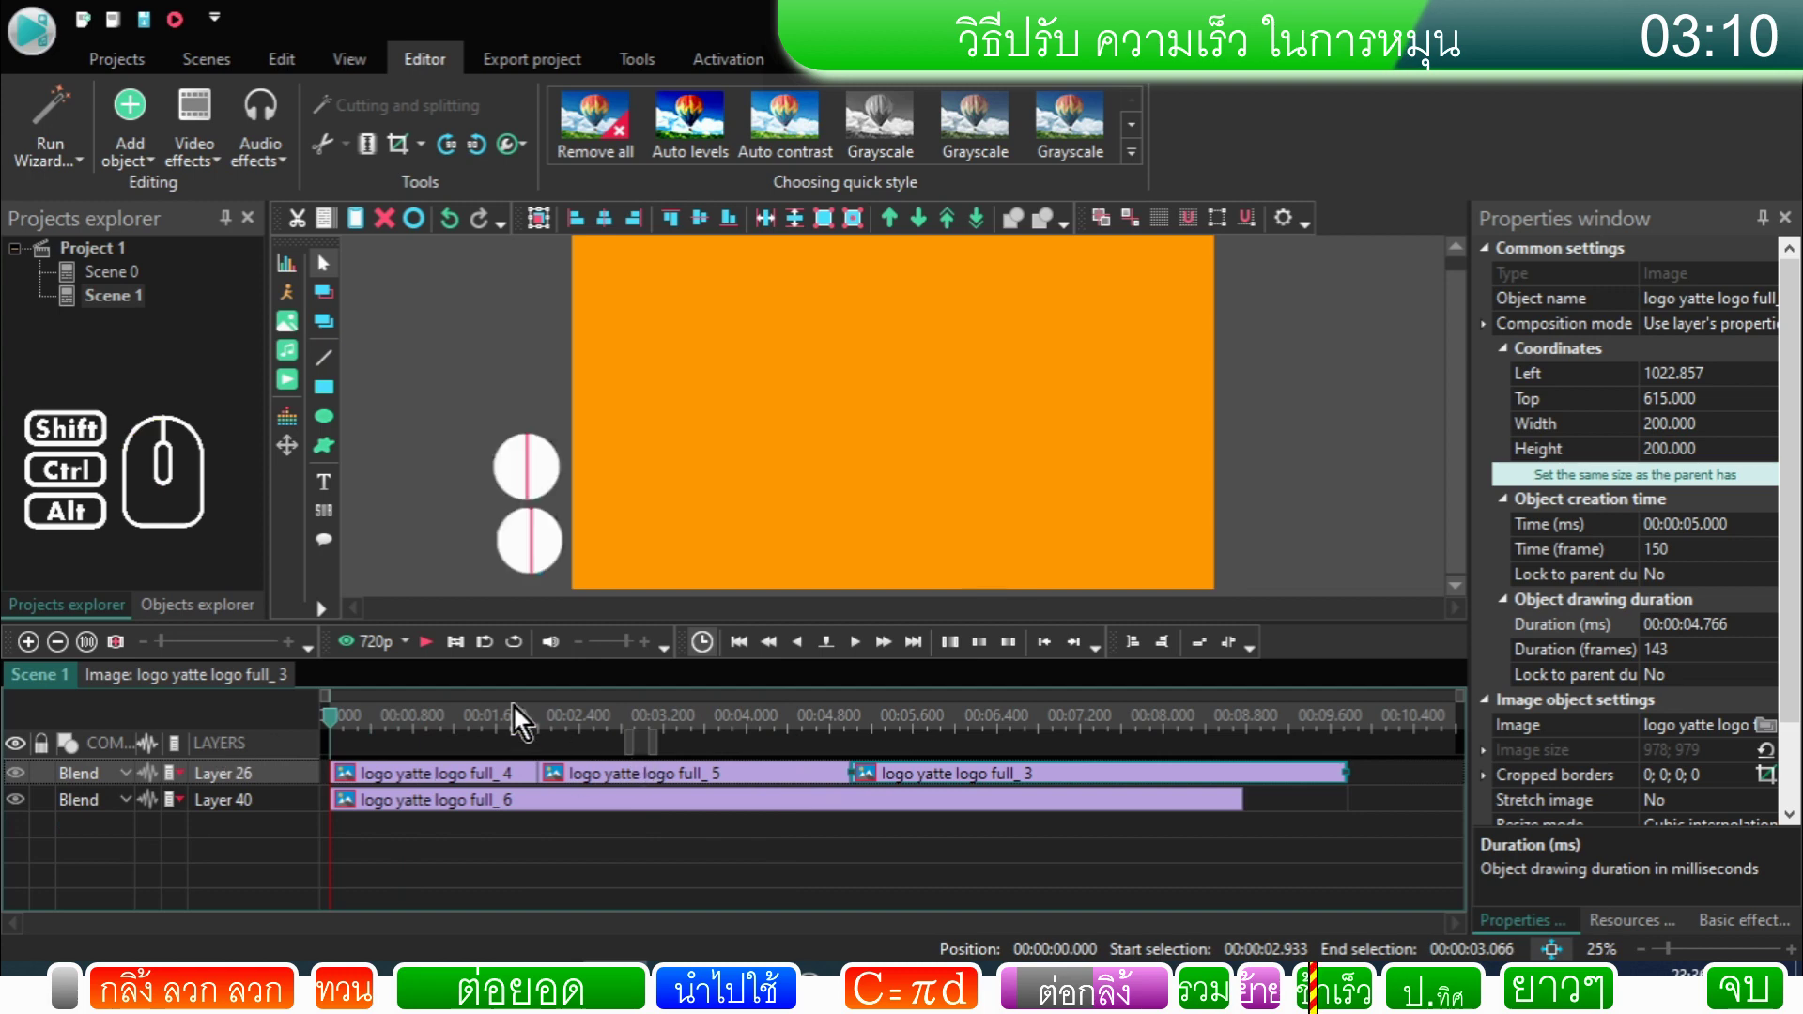
left_click(436, 656)
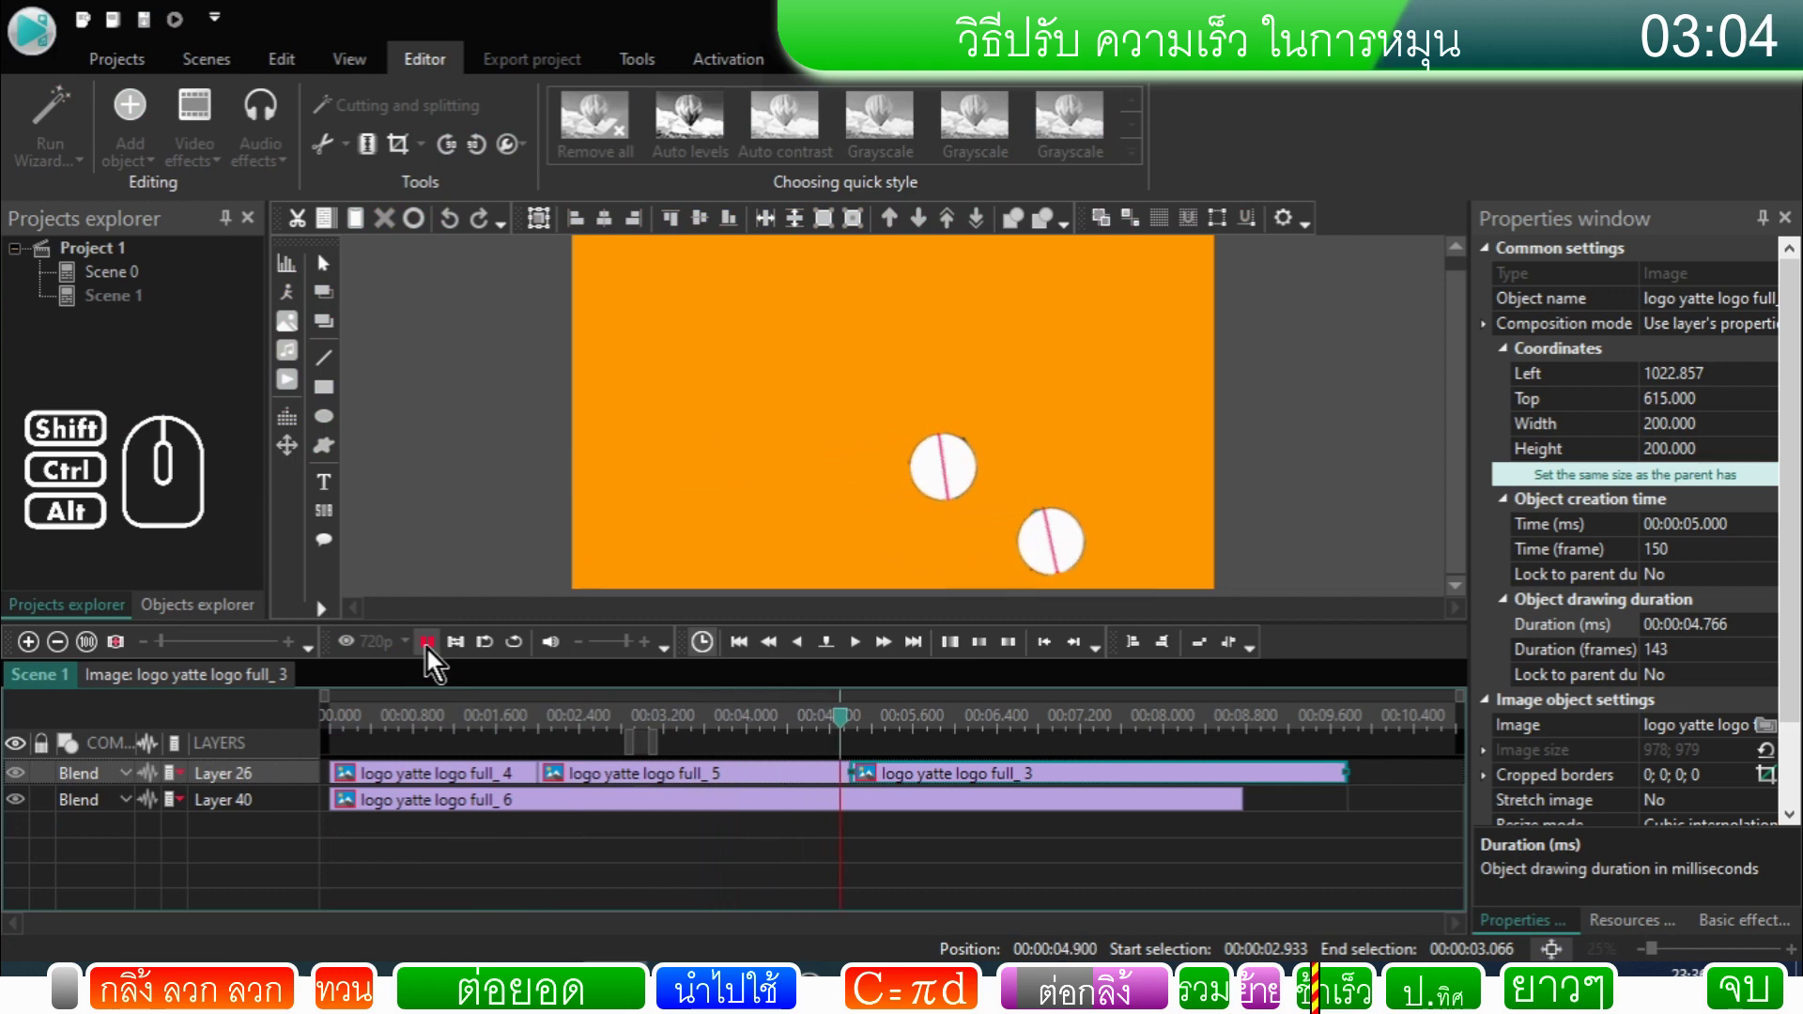
left_click(436, 656)
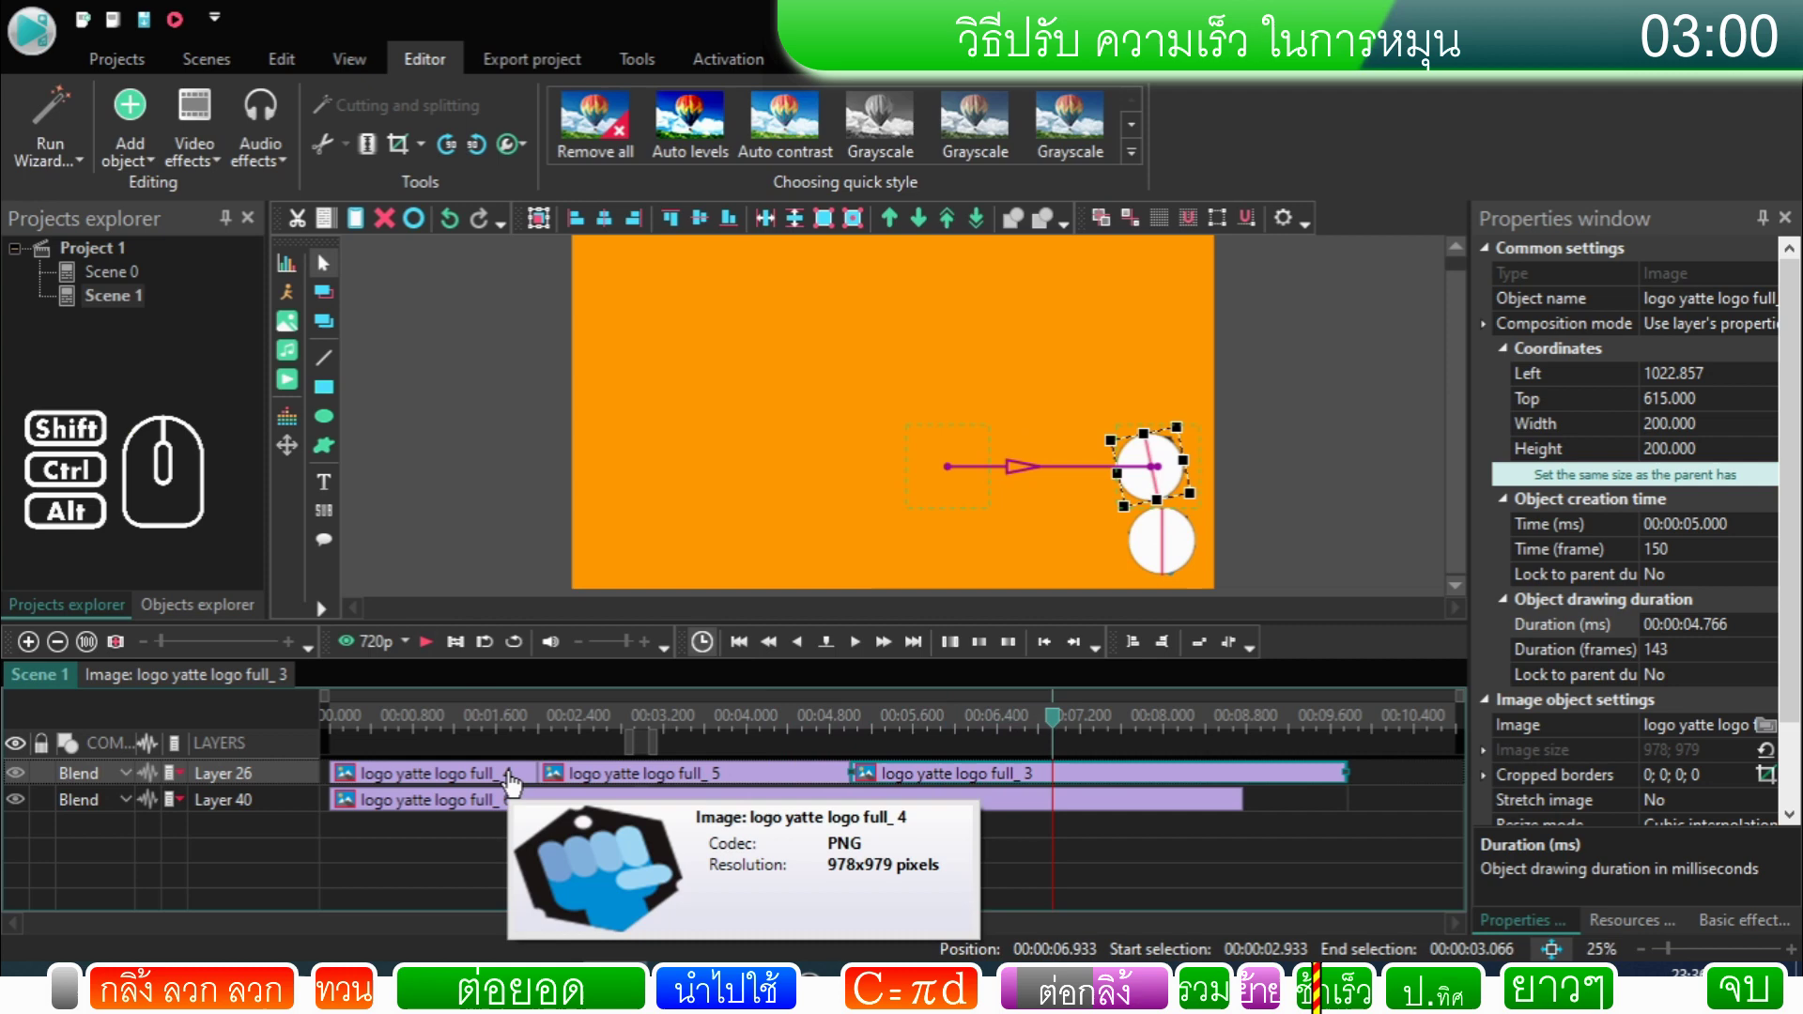
Step: Check Rotate 4's length inside logo_4, then push the logo_3 clip out to start at 5 s
double_click(516, 783)
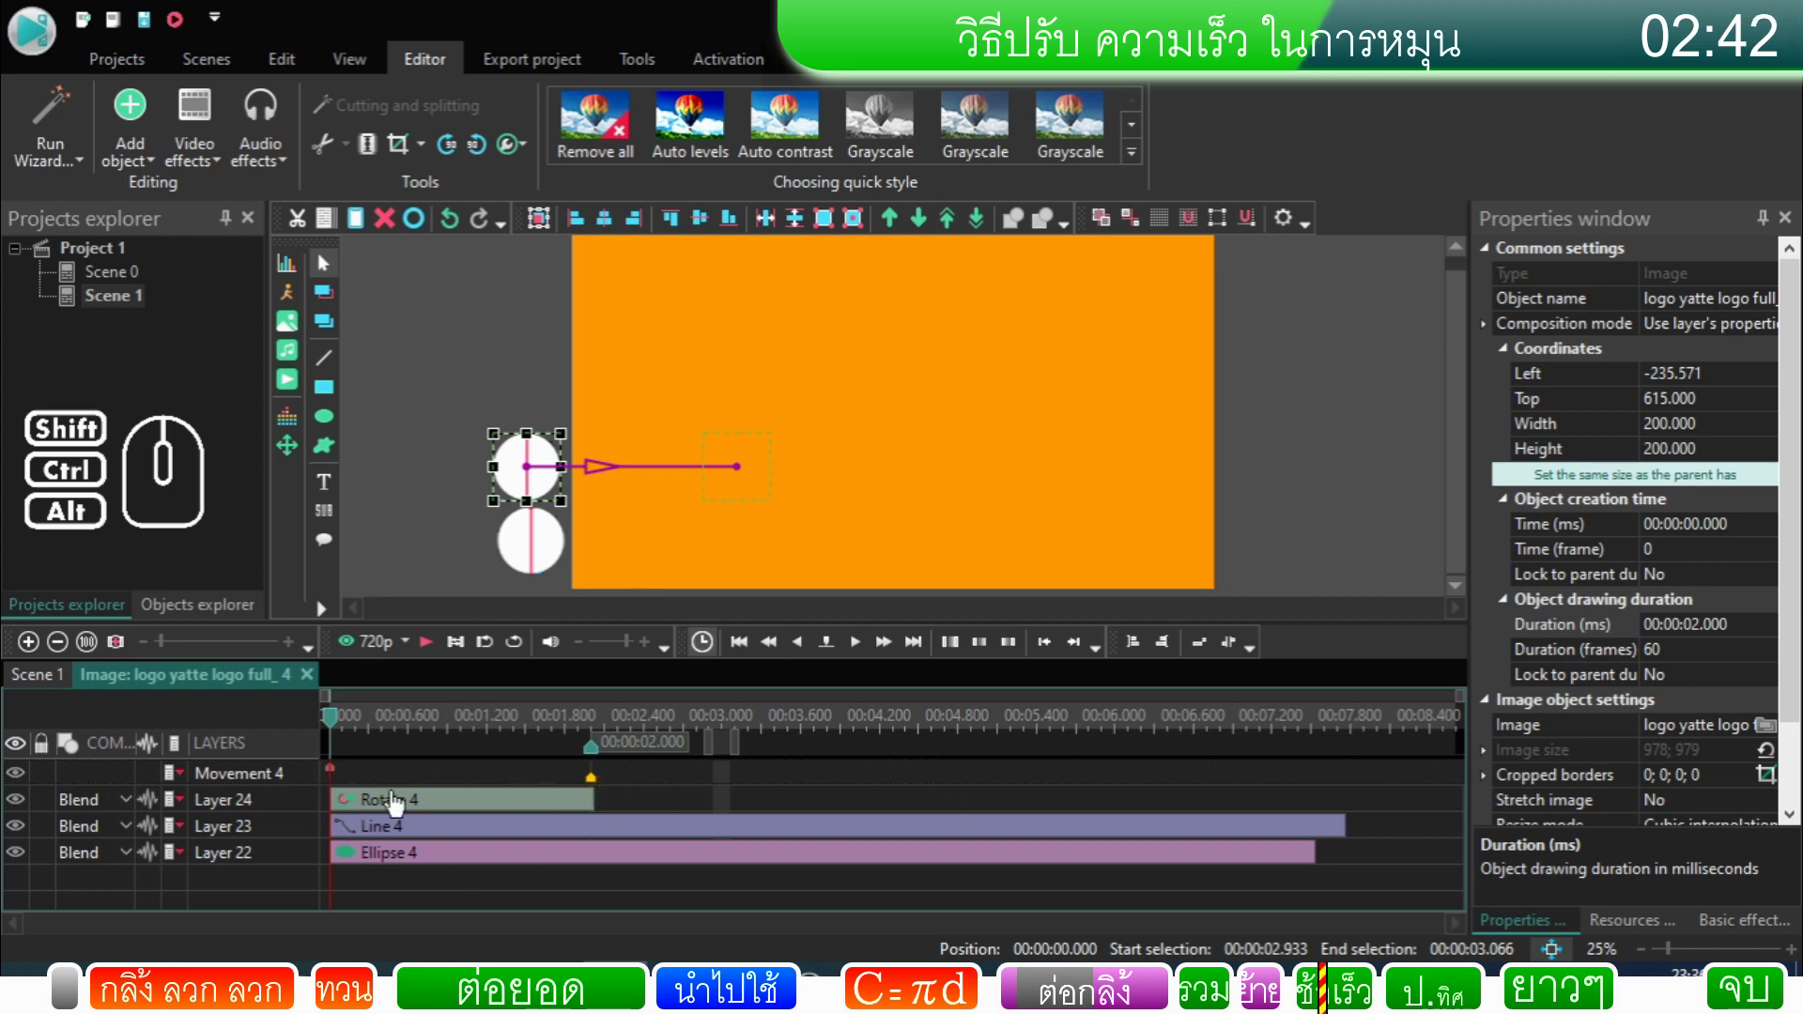
left_click(569, 803)
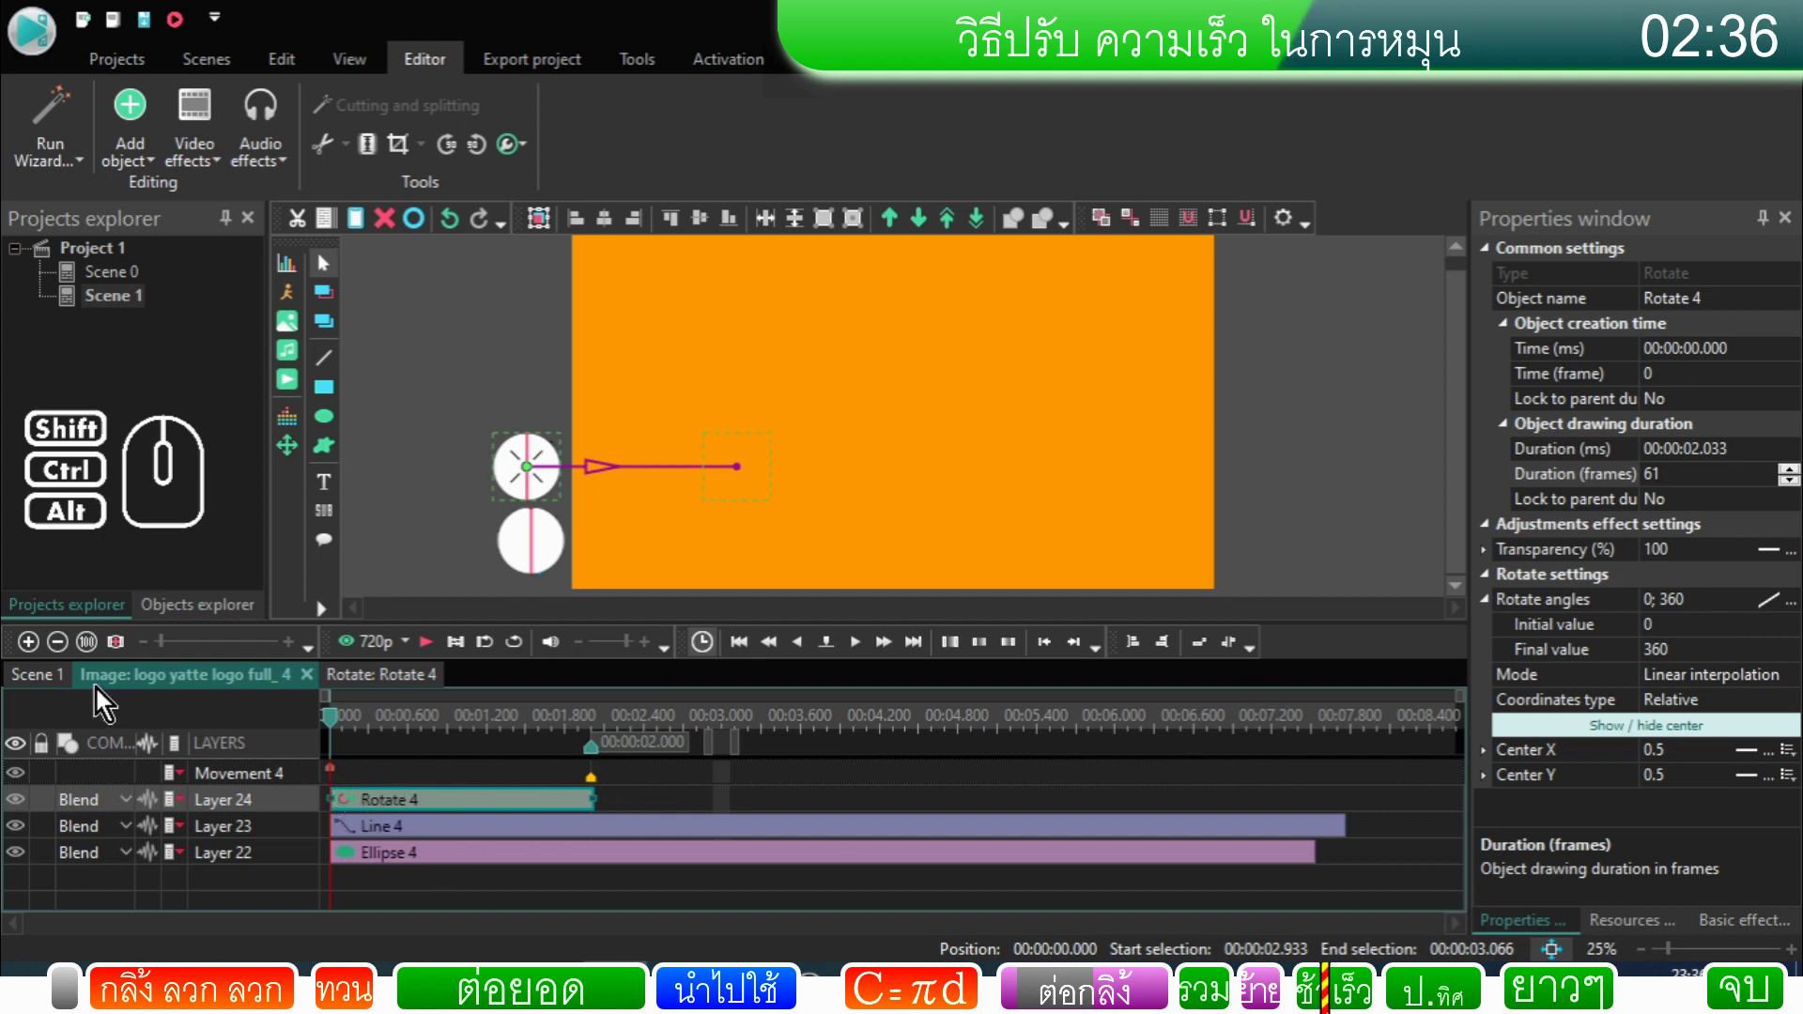
left_click(48, 691)
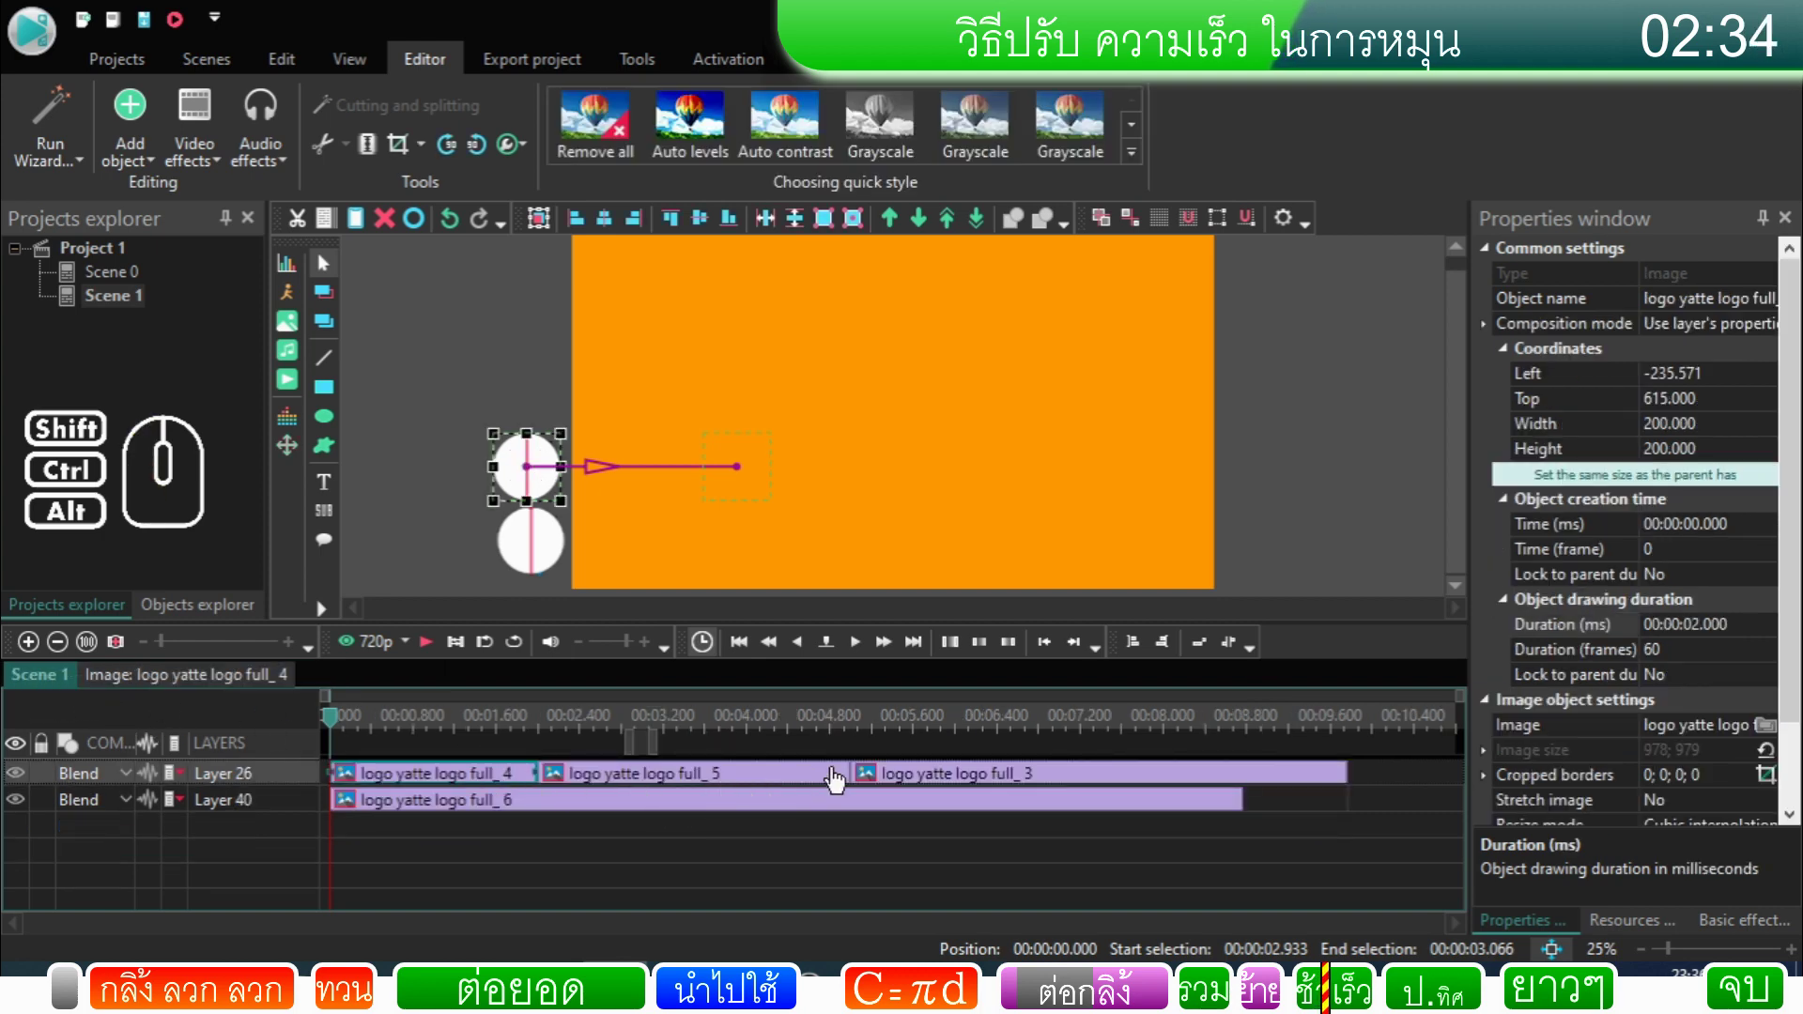
left_click(841, 779)
left_click(881, 860)
left_click(912, 783)
left_click_drag(901, 782, 1150, 776)
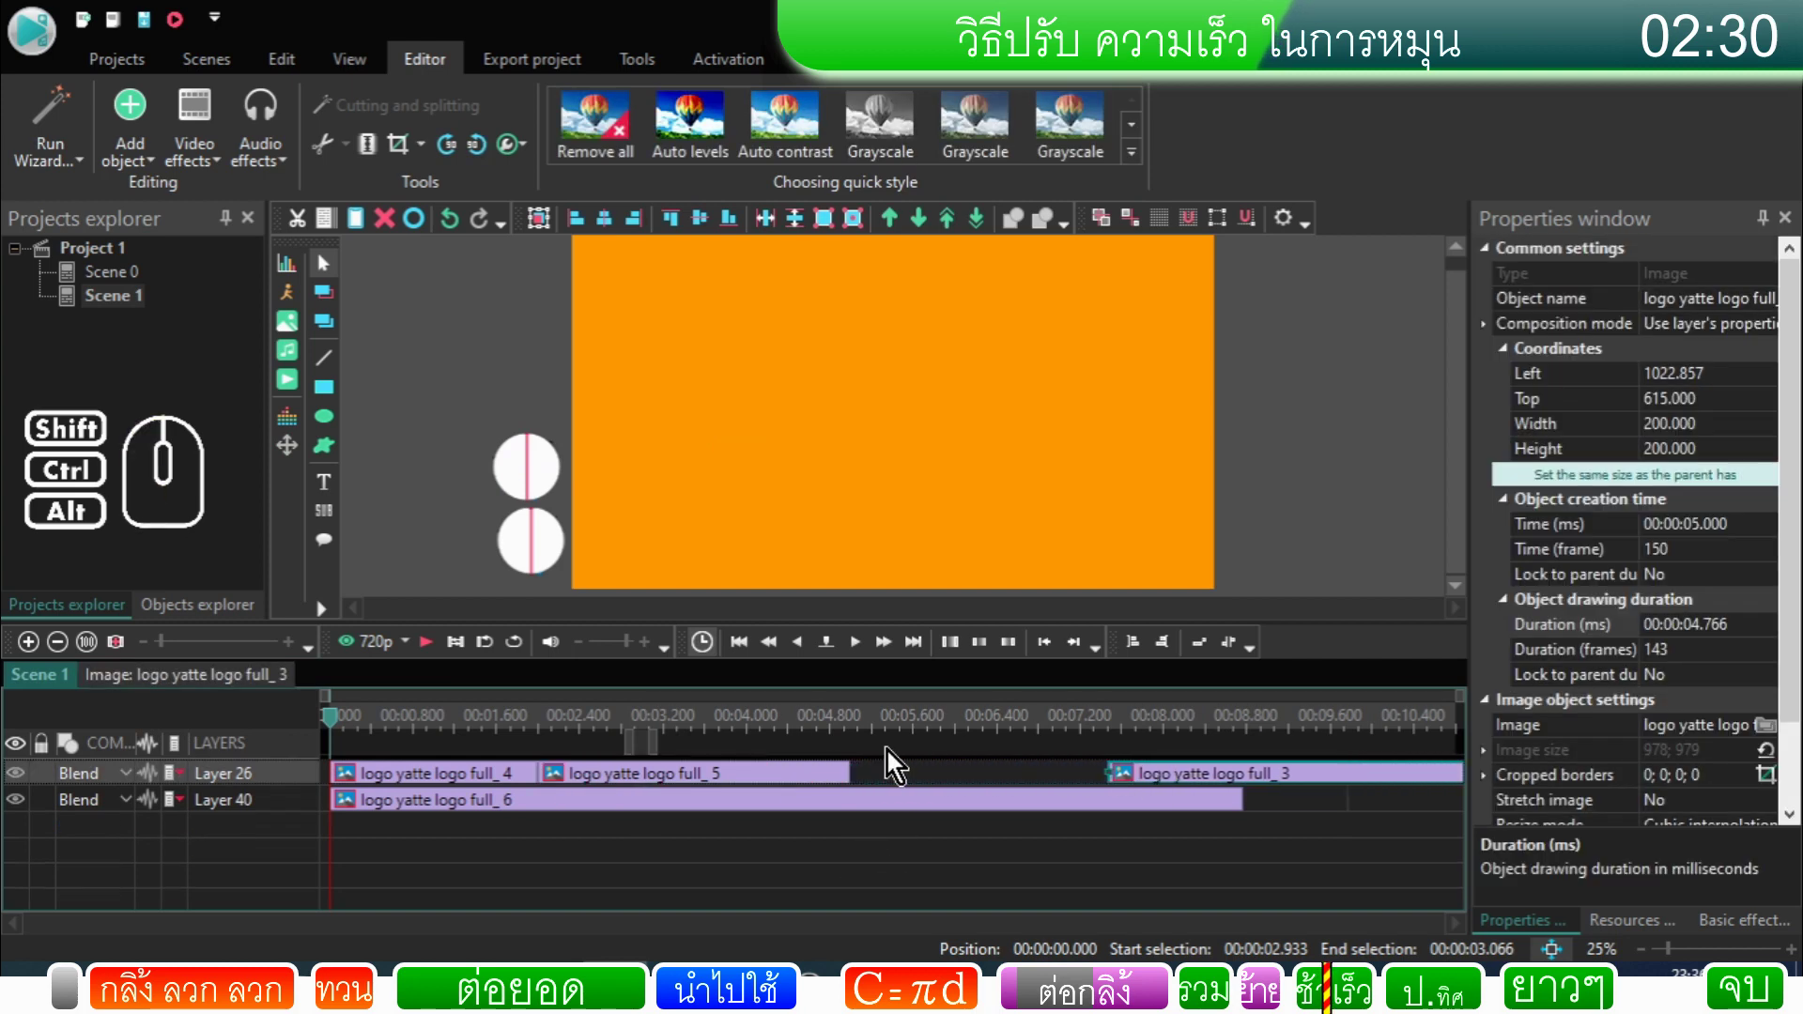
Step: Lock the full_5 clip's Rotate 5 effect to the parent duration so rotation spans the whole clip
left_click(733, 785)
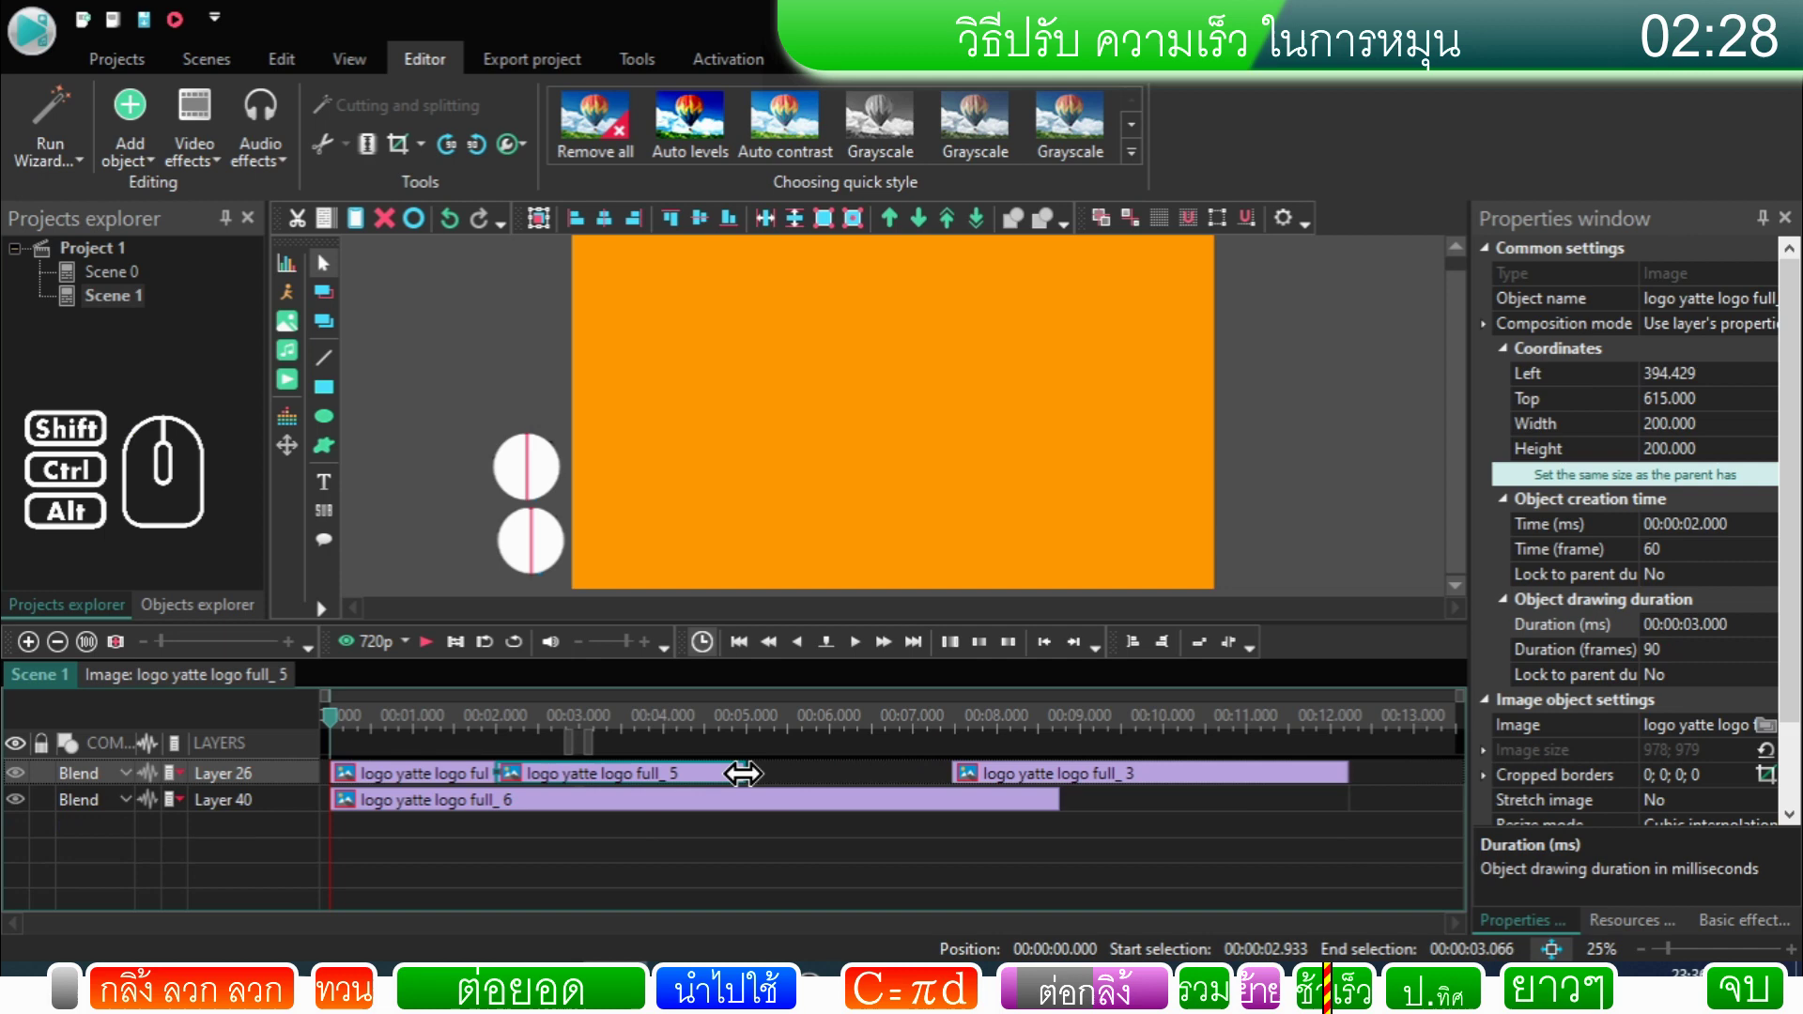
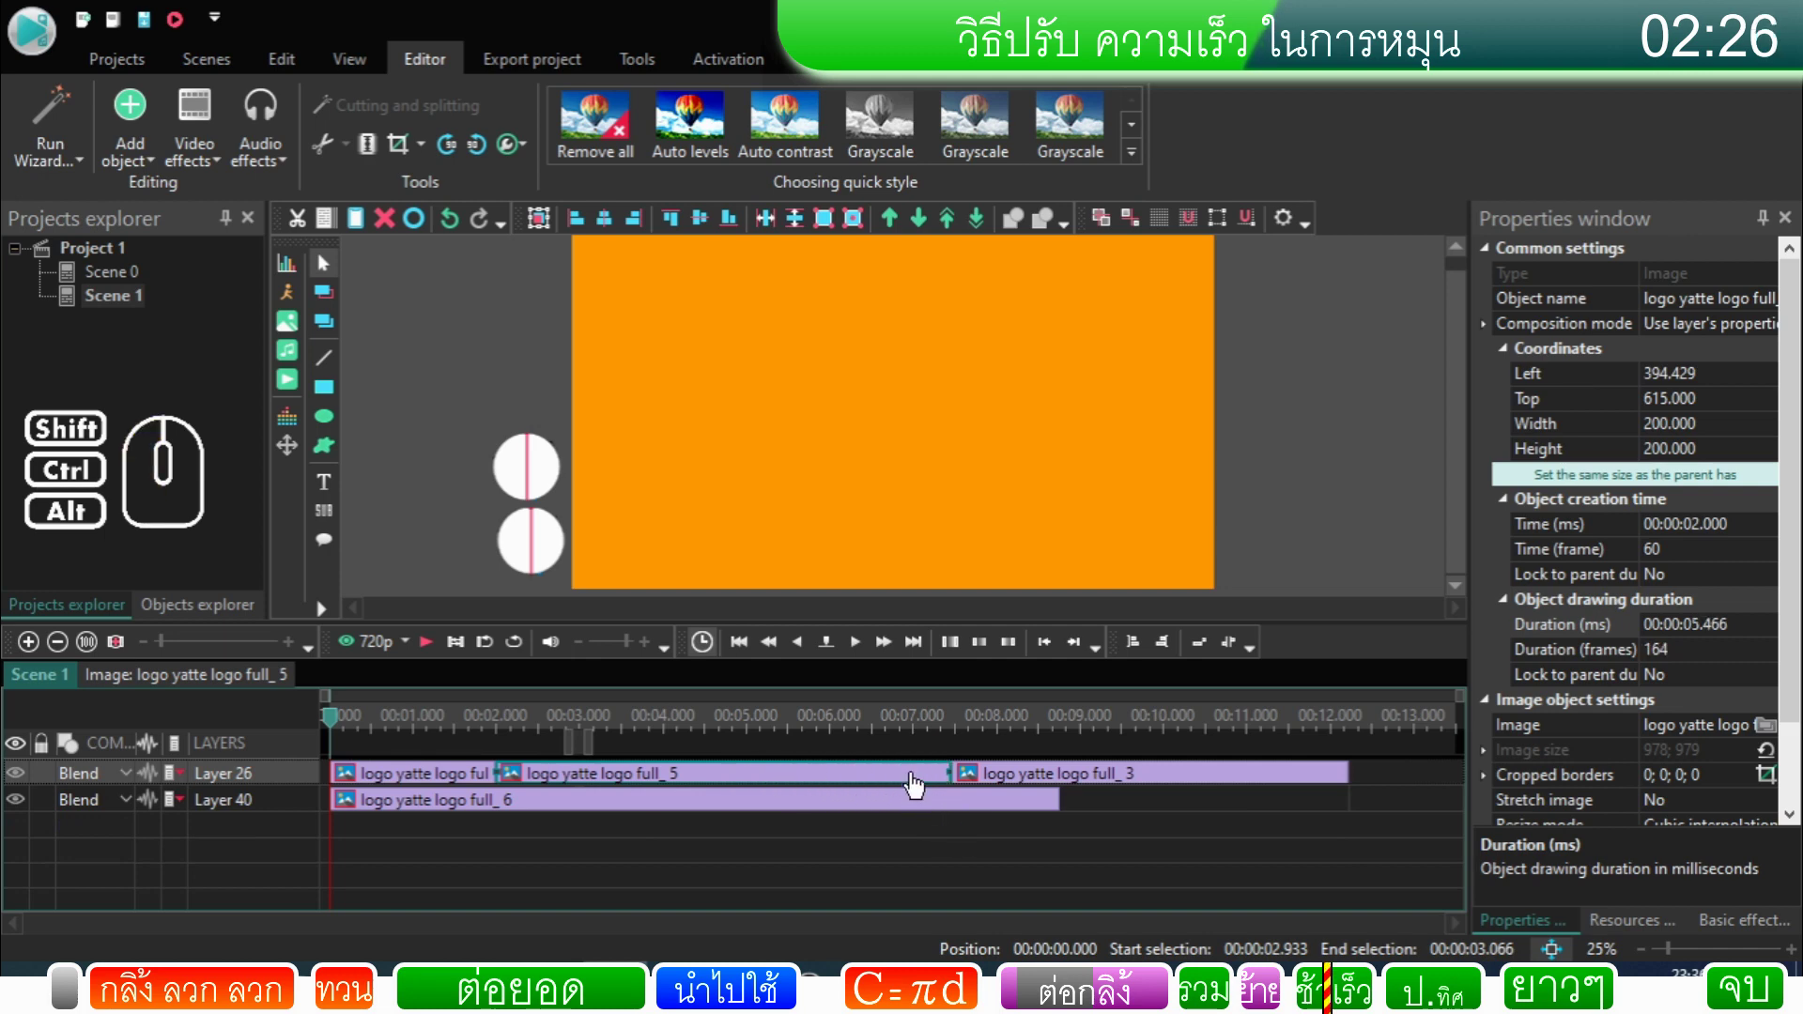
double_click(918, 783)
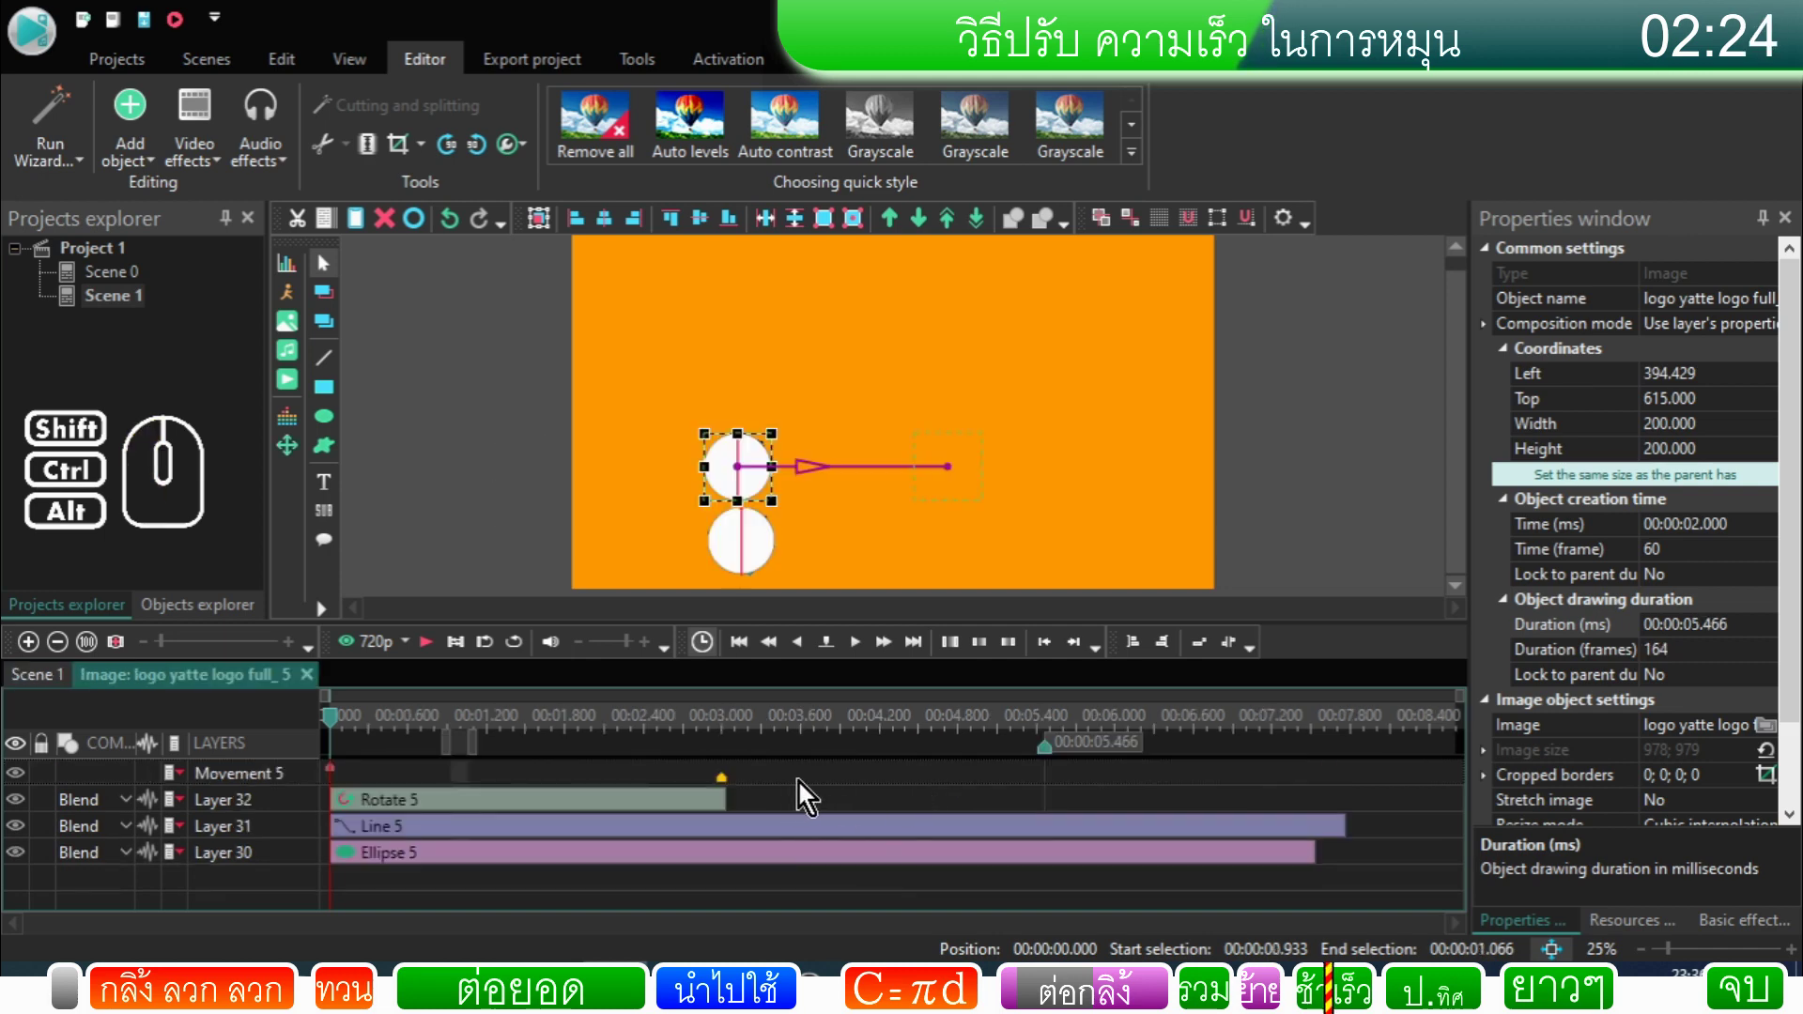
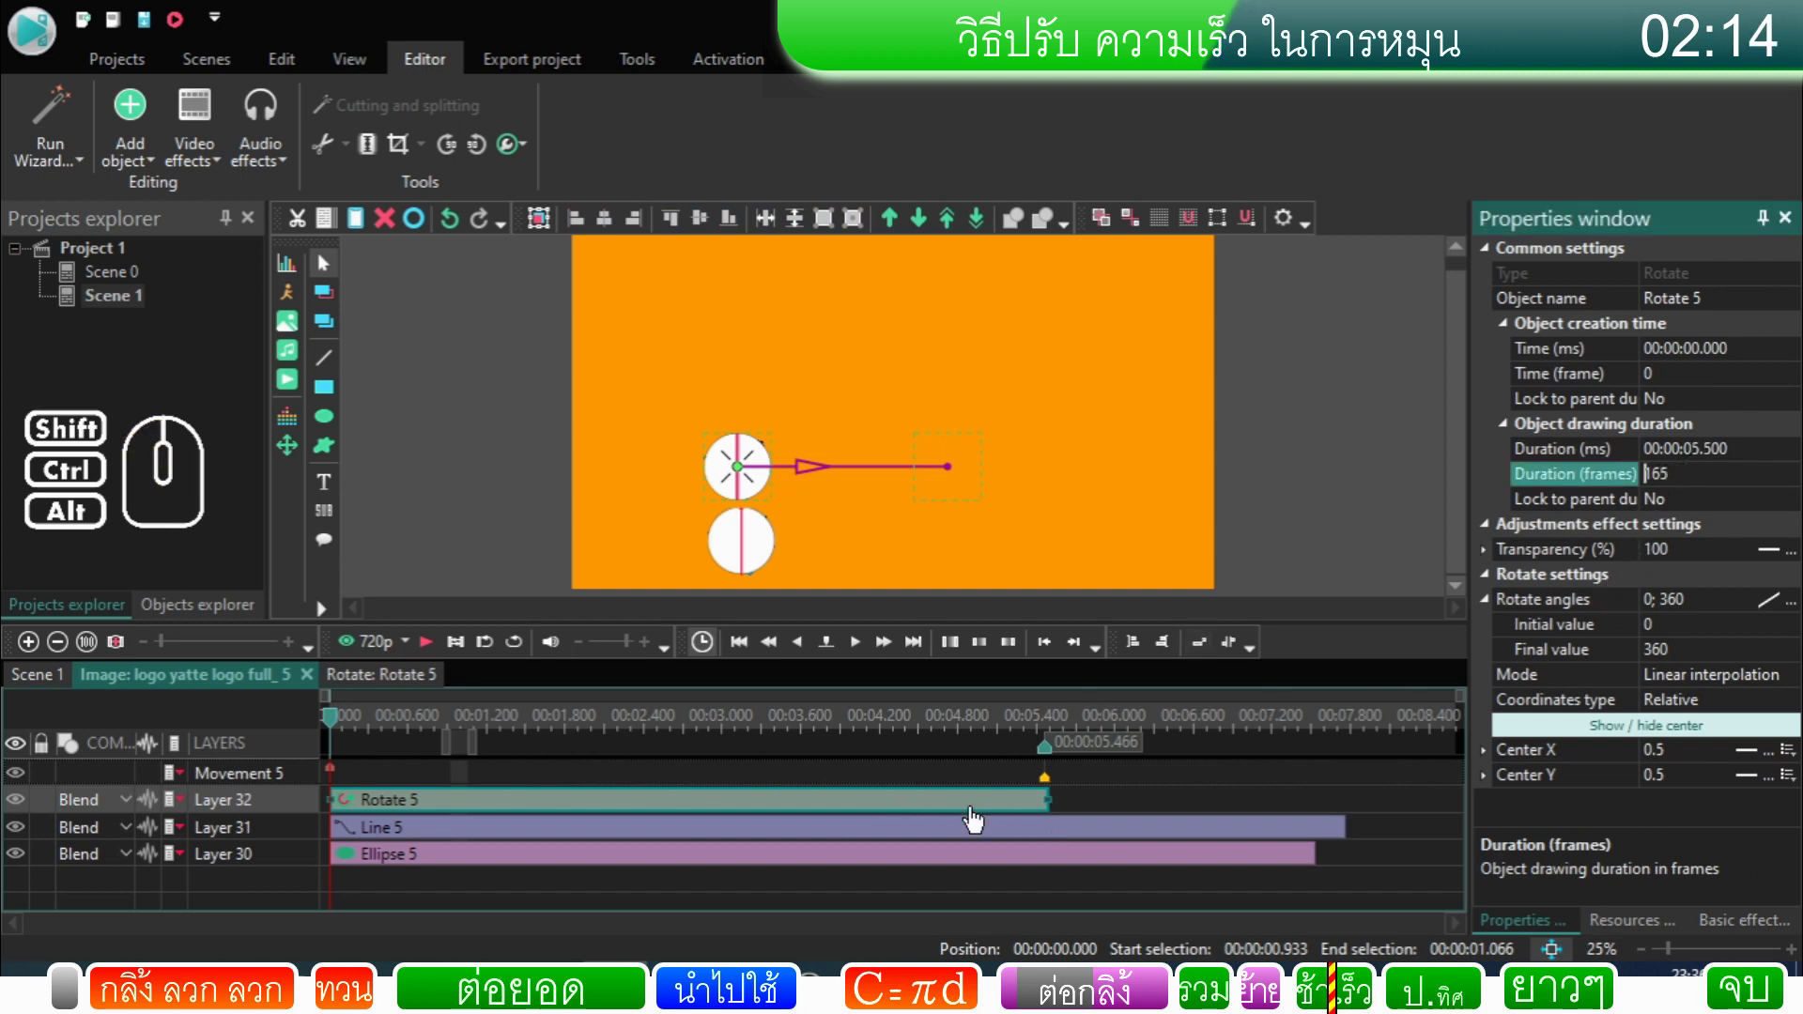
double_click(1680, 513)
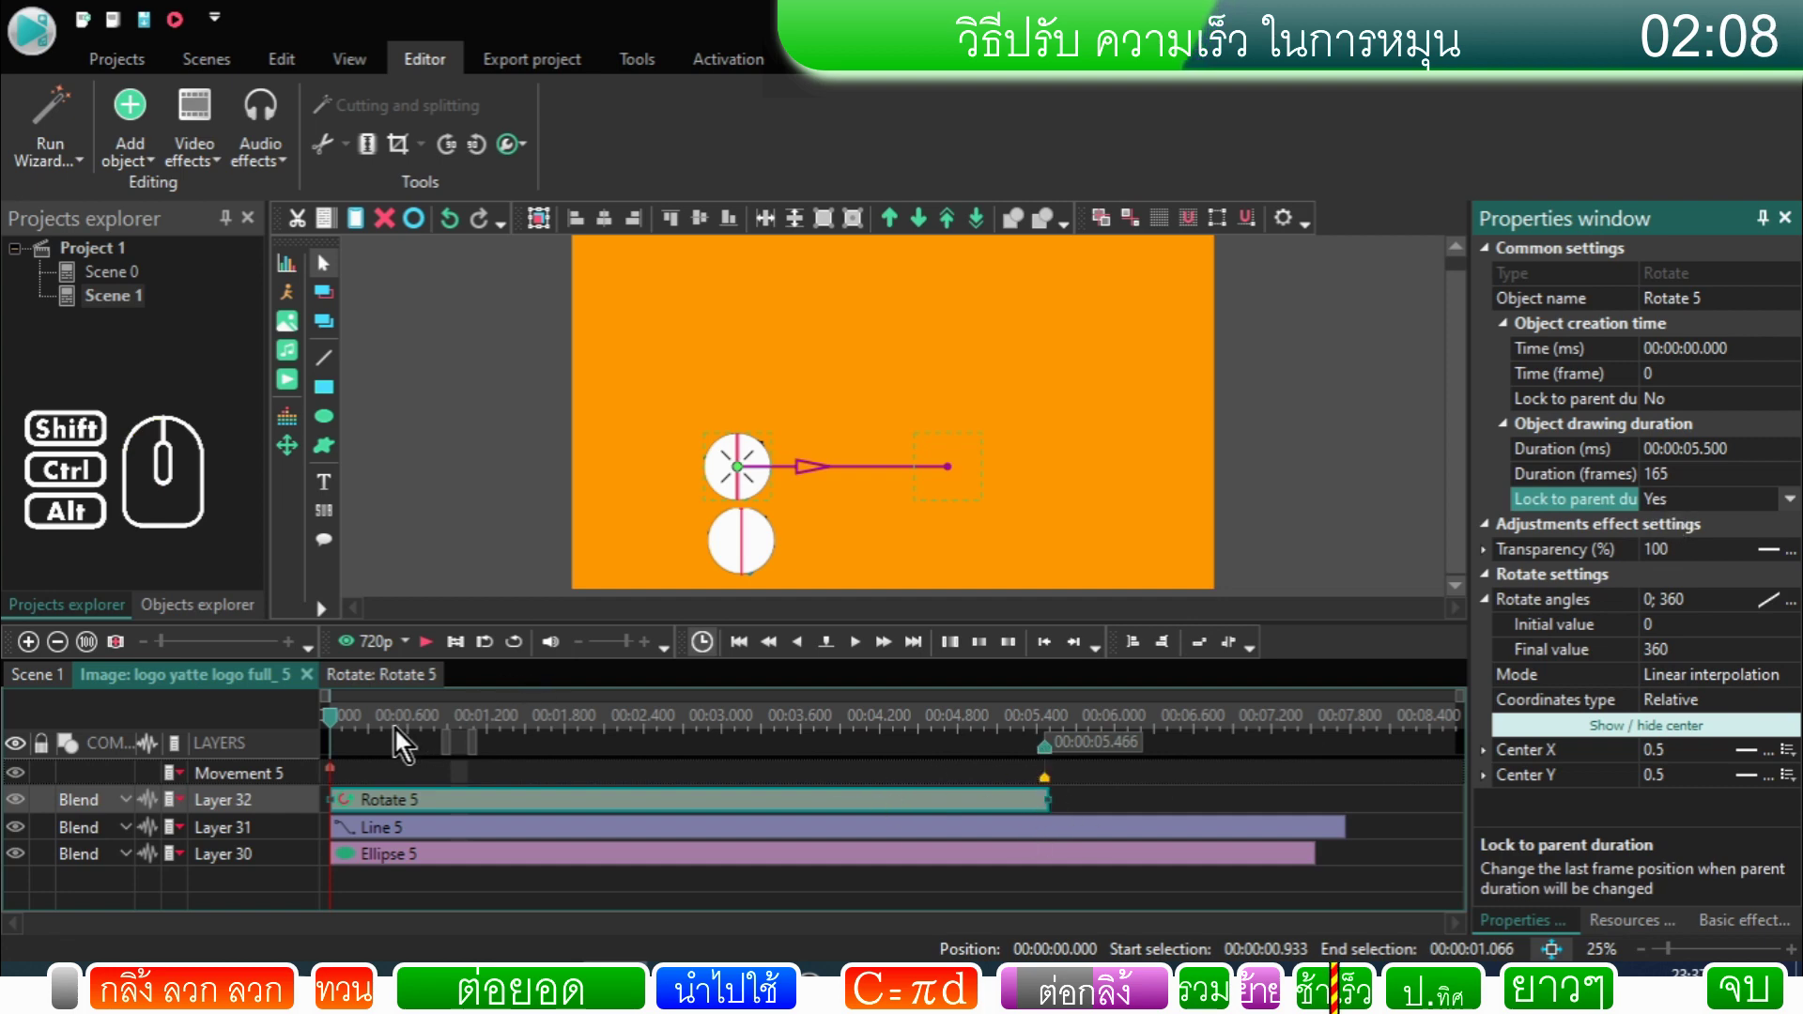
left_click(49, 689)
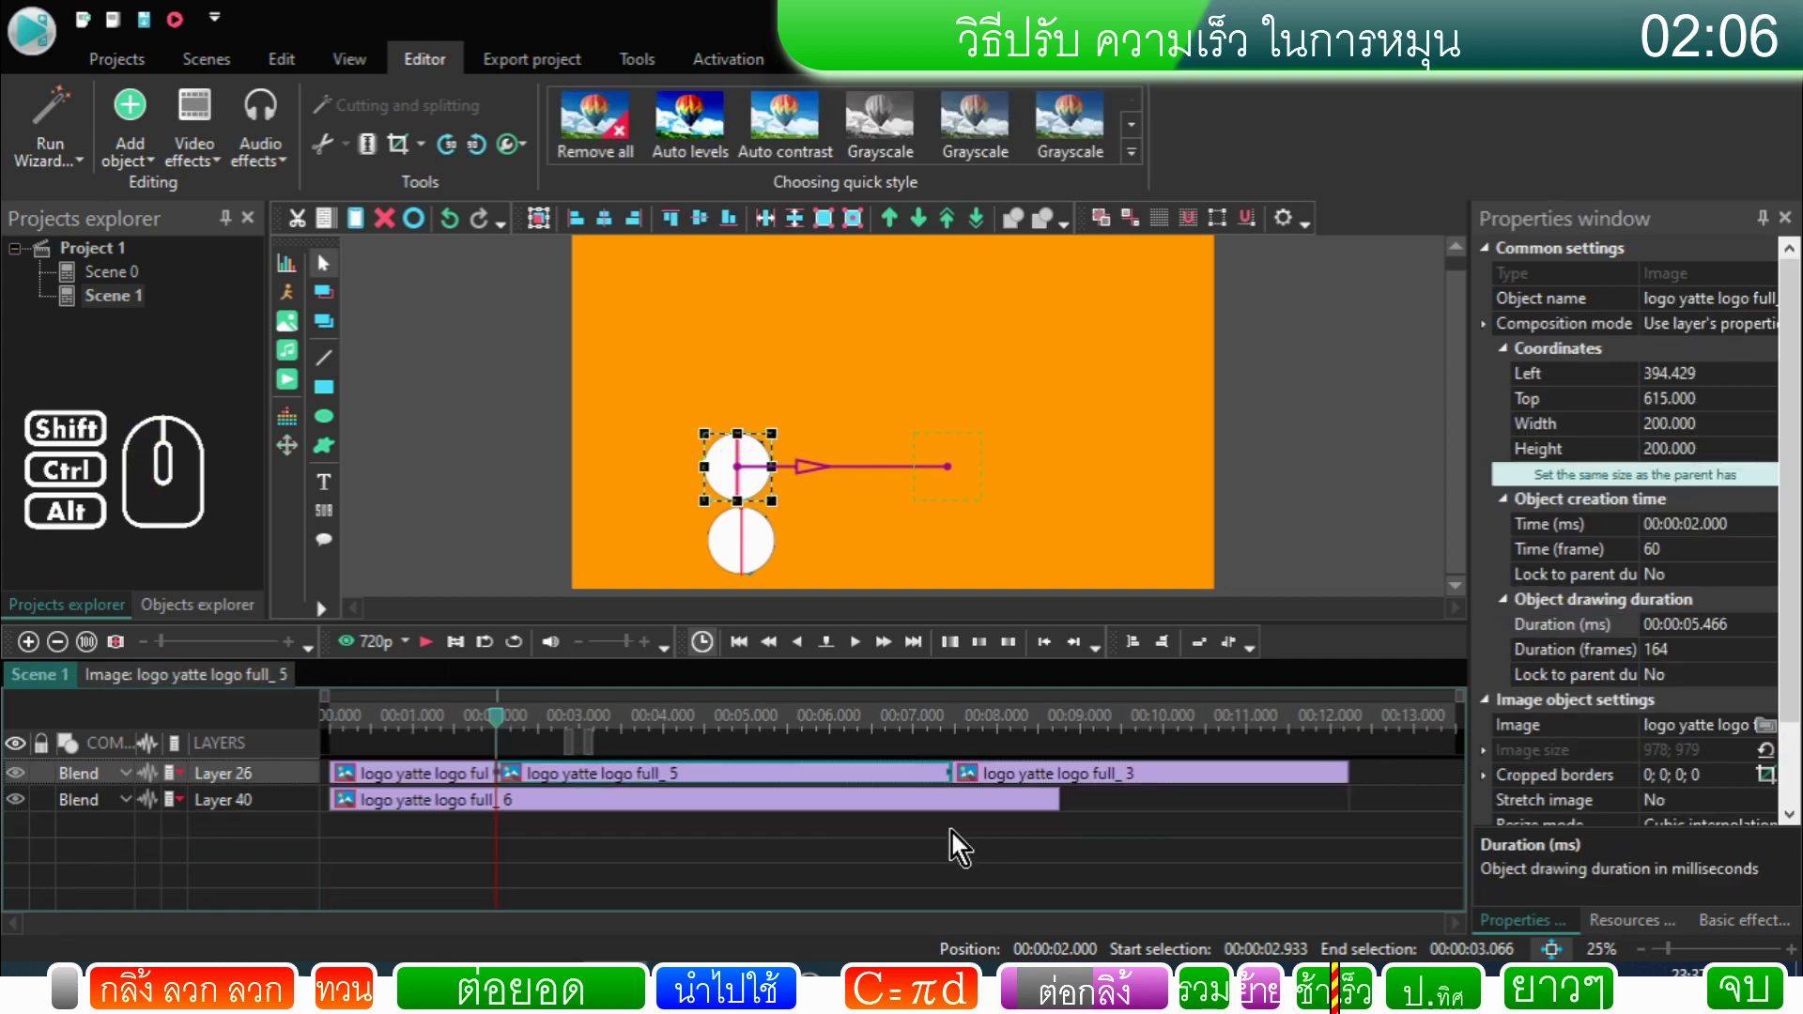
Step: Shift full_3 later and stretch full_5's movement end point out to the ~7.5 s clip end
left_click(999, 784)
left_click_drag(1008, 781, 1179, 782)
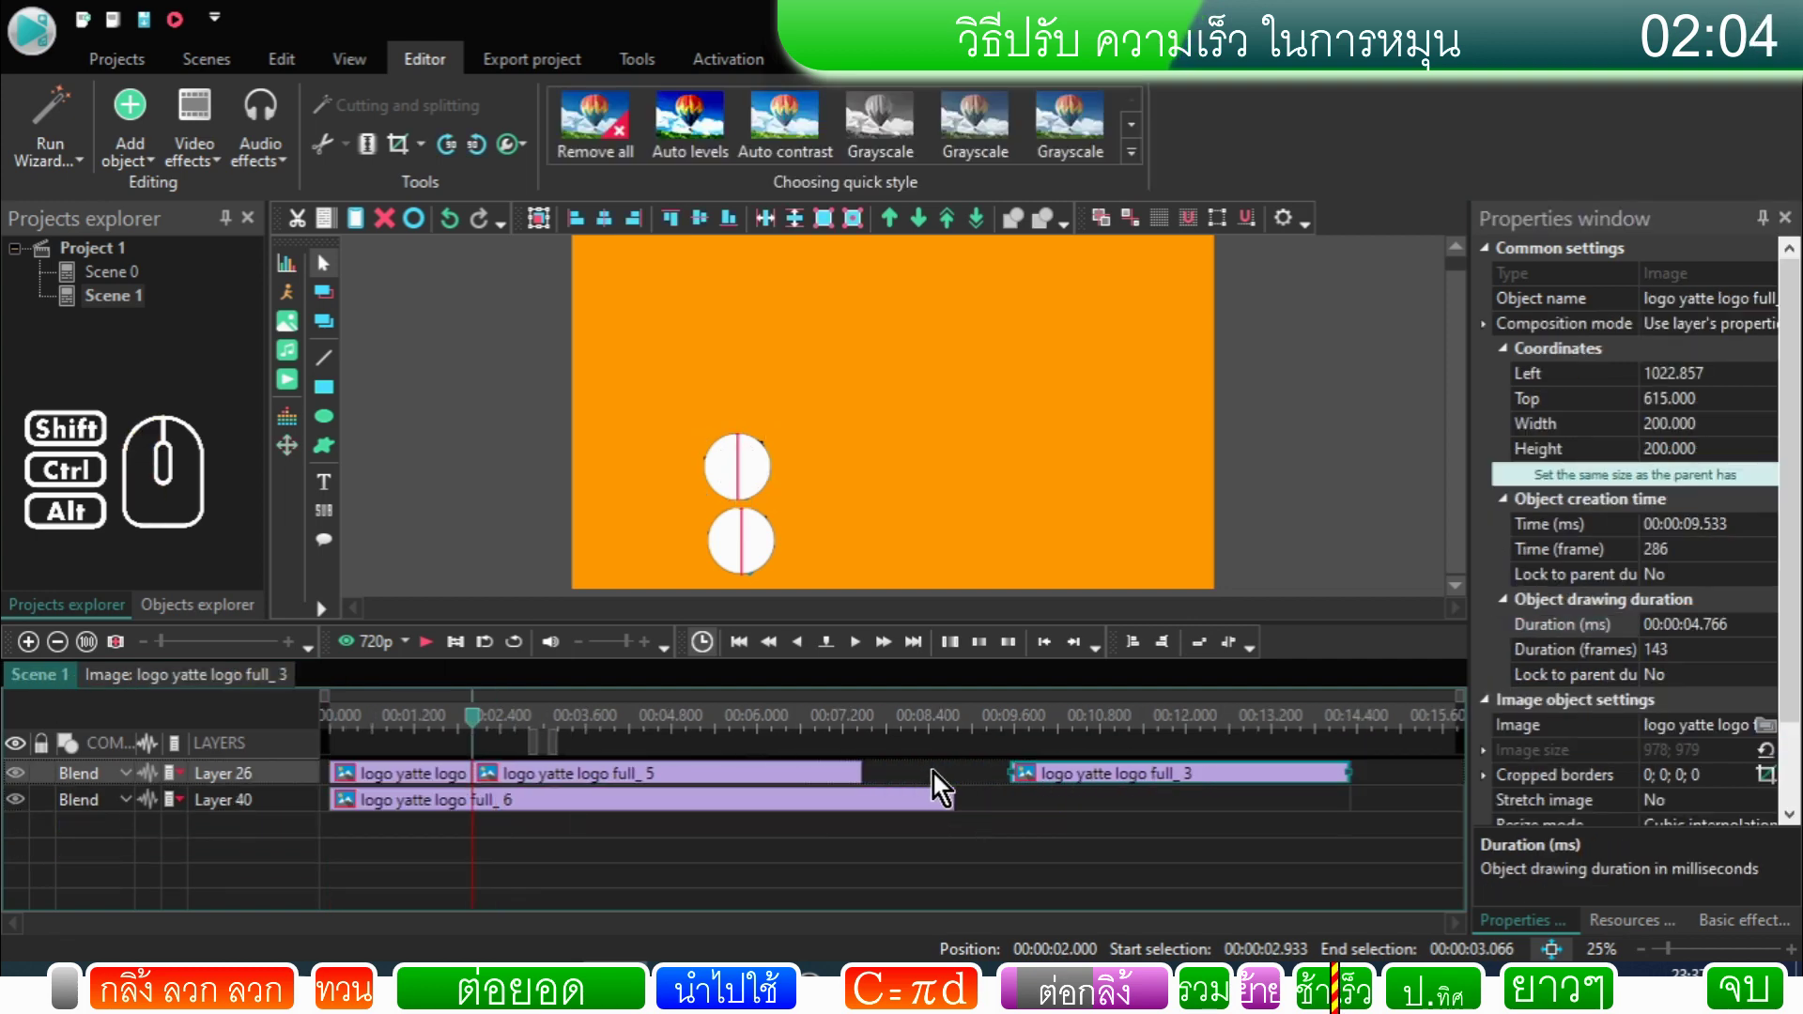
left_click(854, 783)
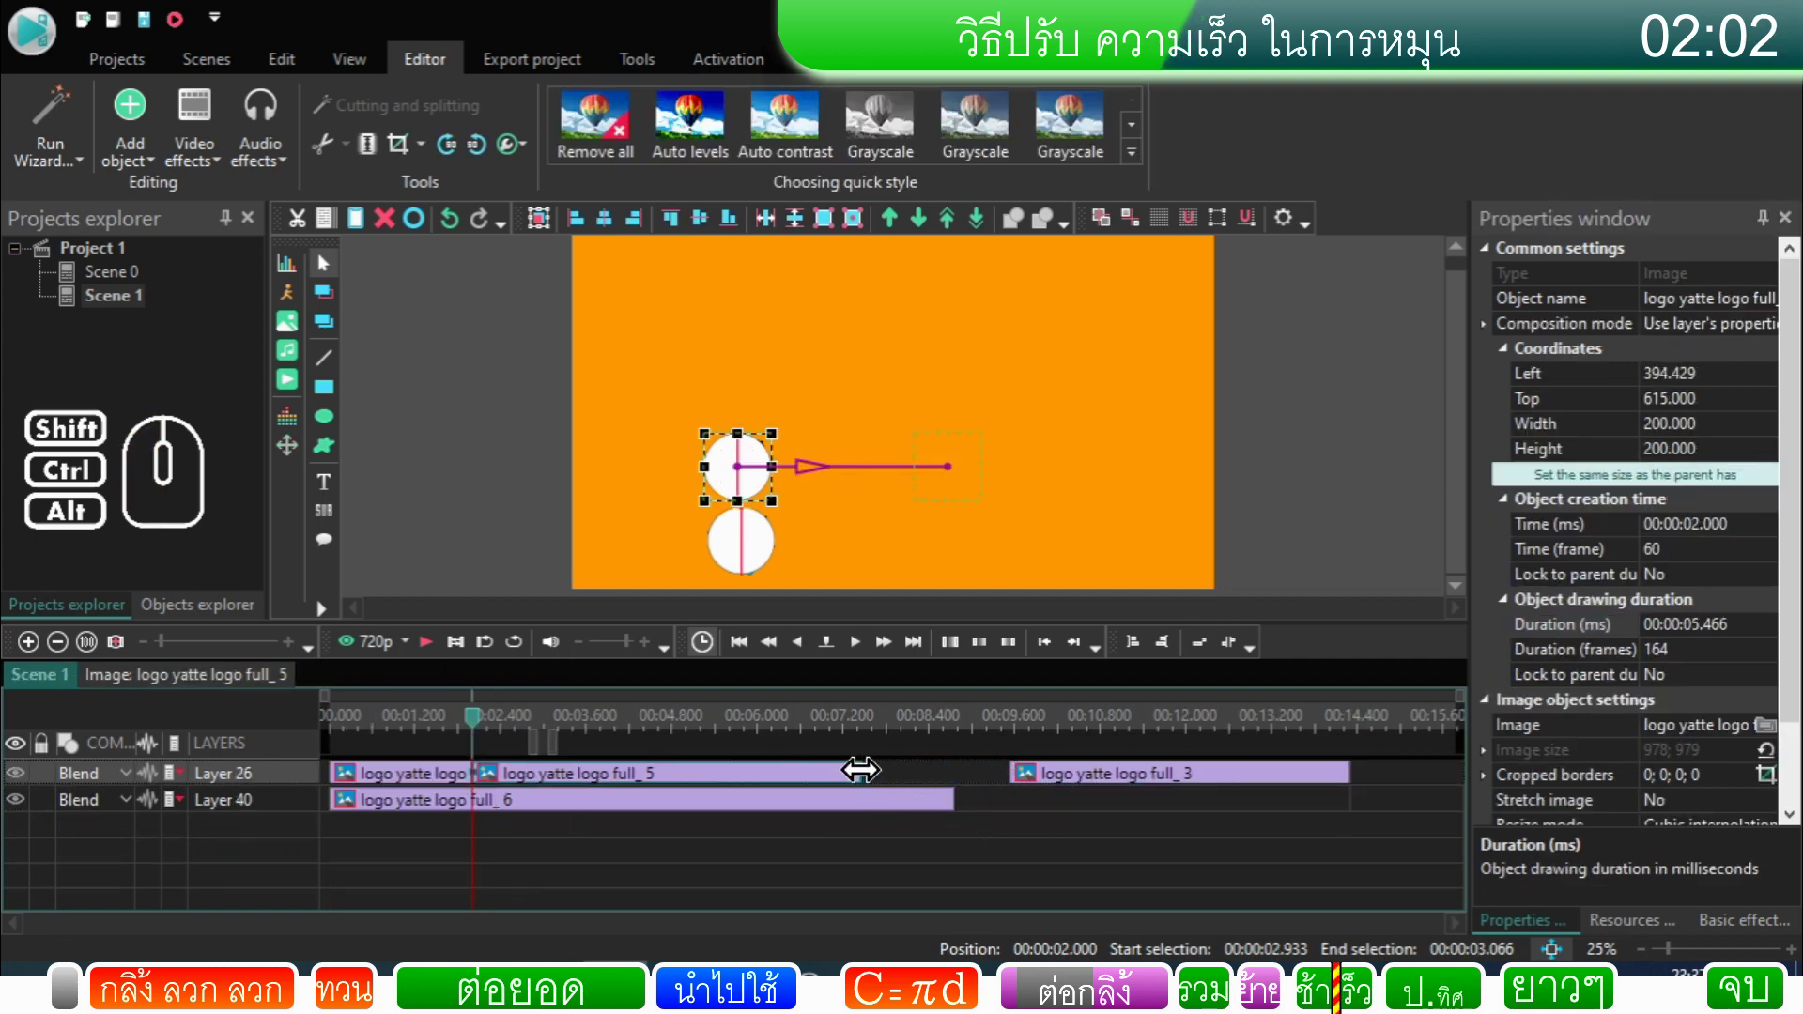
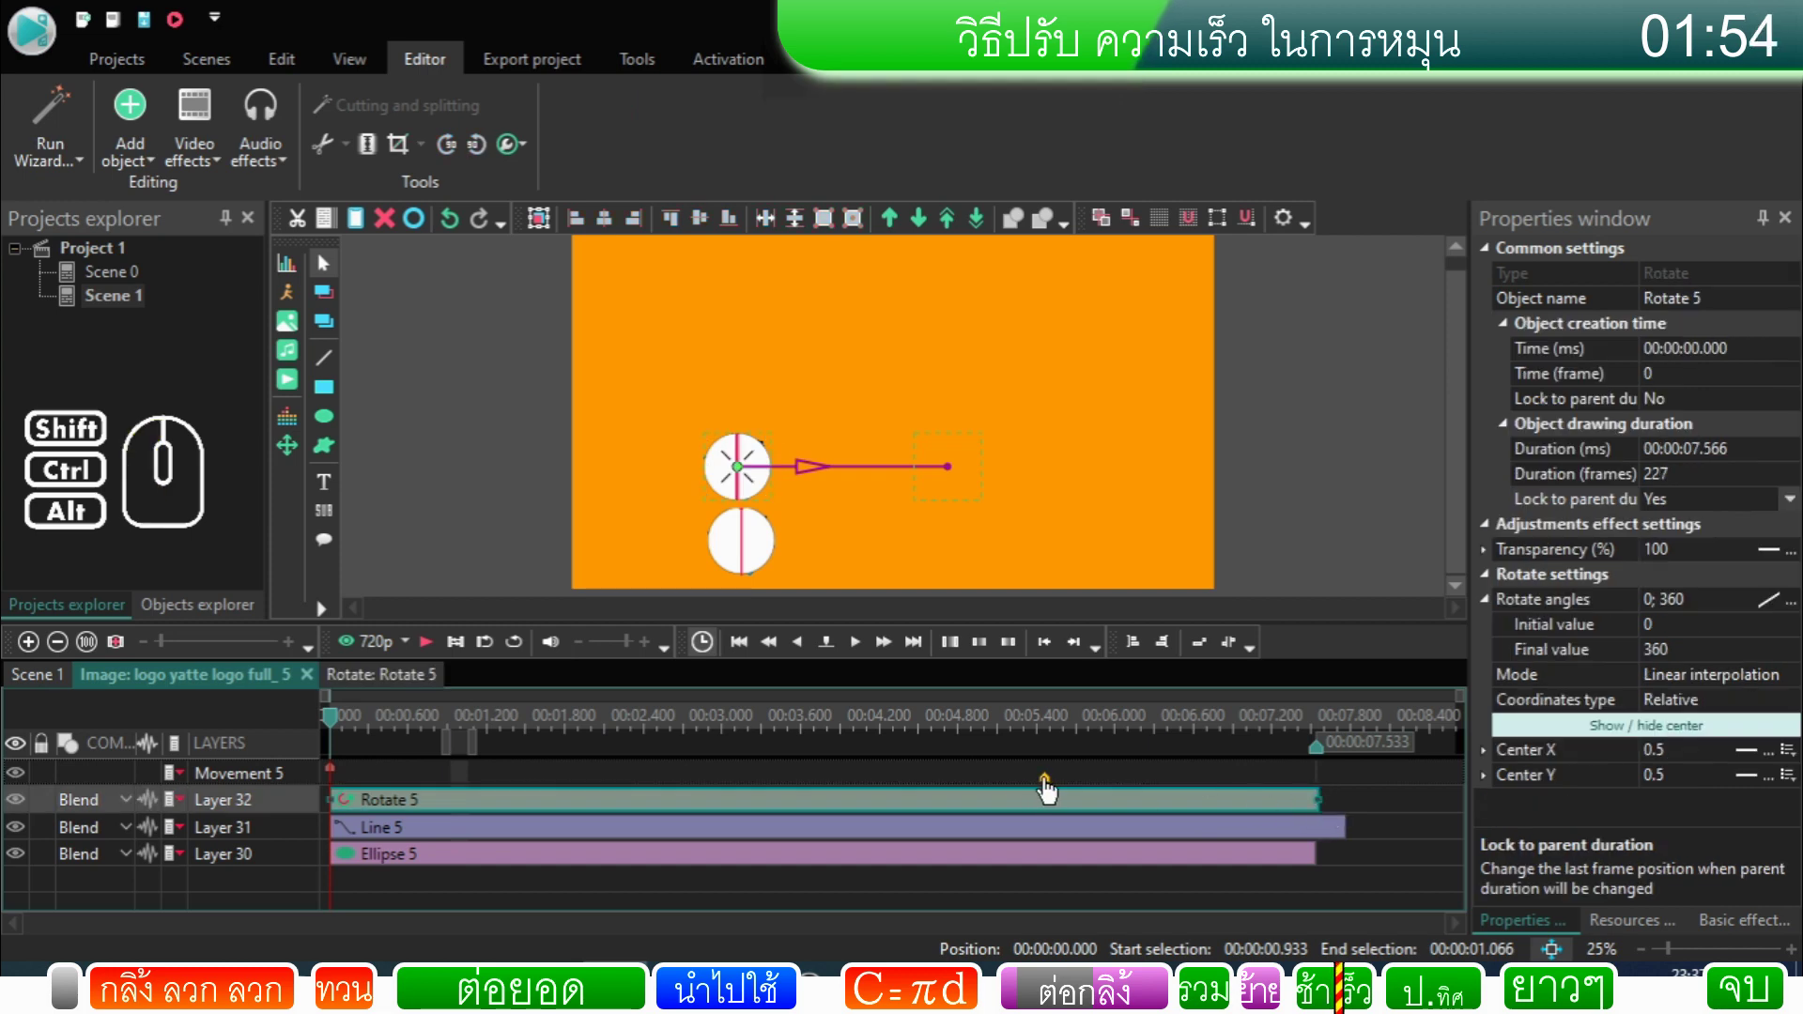
left_click_drag(1055, 790, 1326, 844)
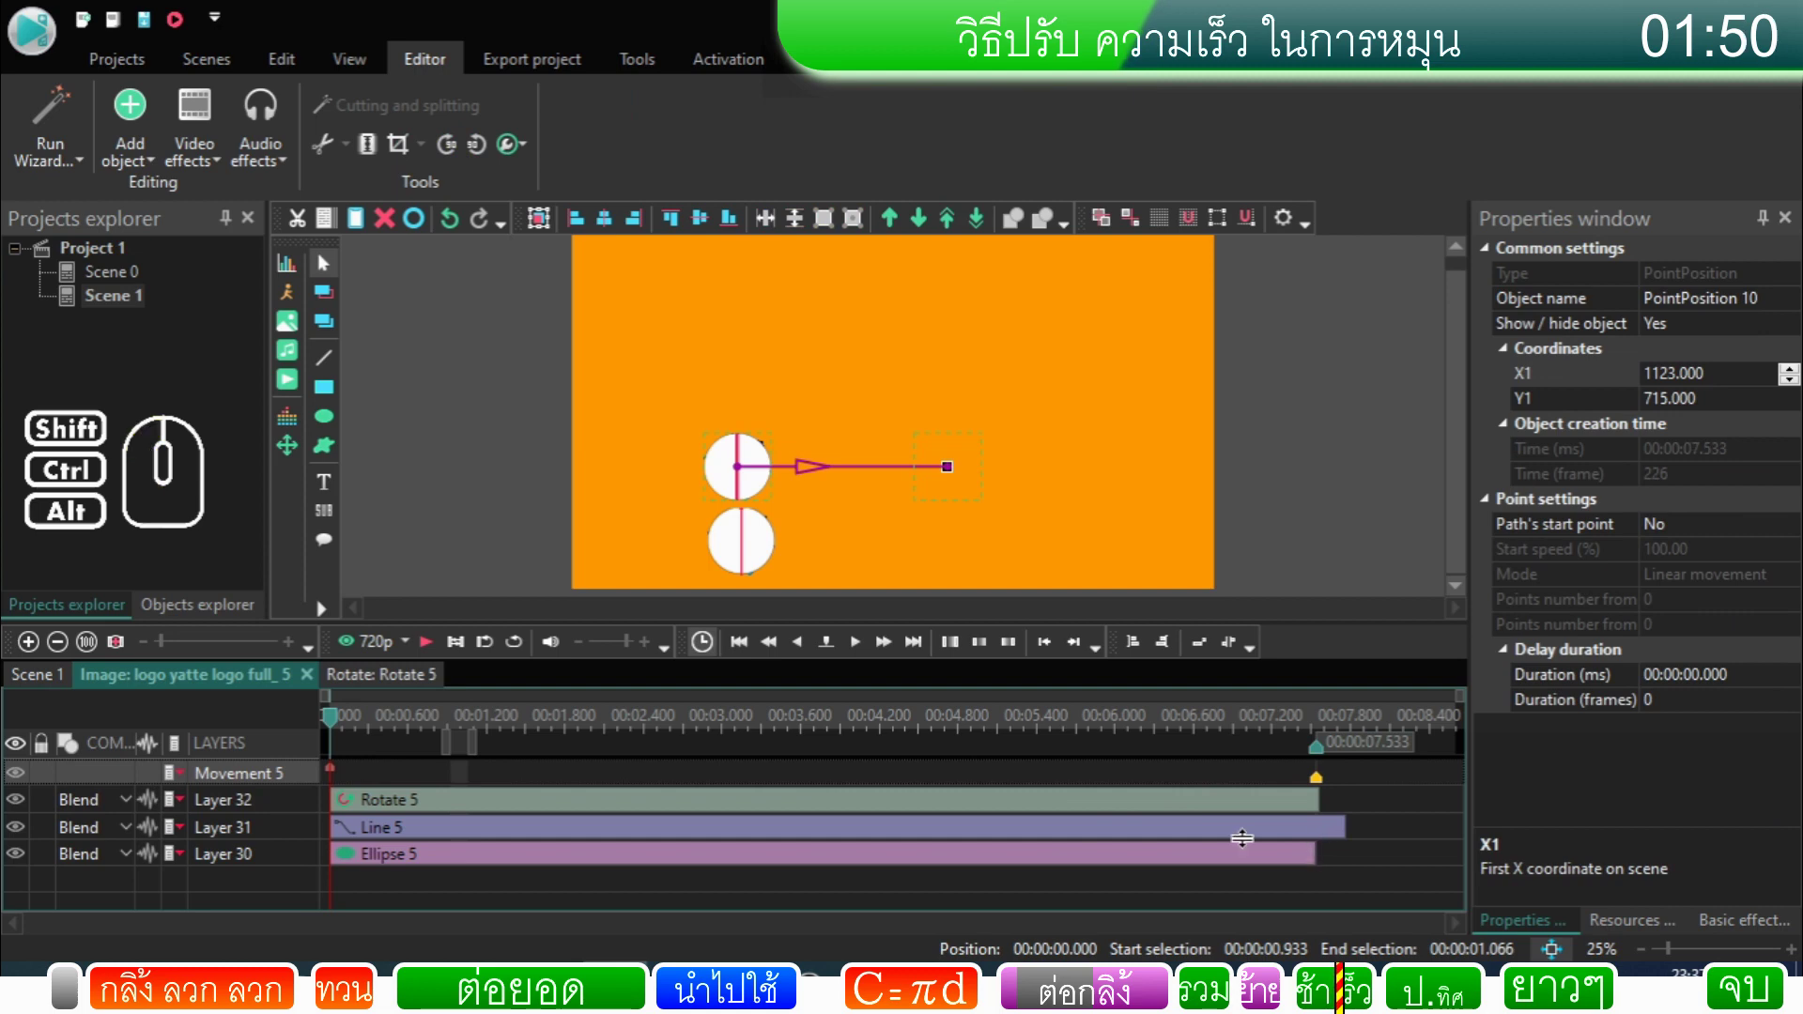
Step: Check the Rotate 5 effect, return to Scene 1 and rewind playback to the scene start
left_click(1203, 813)
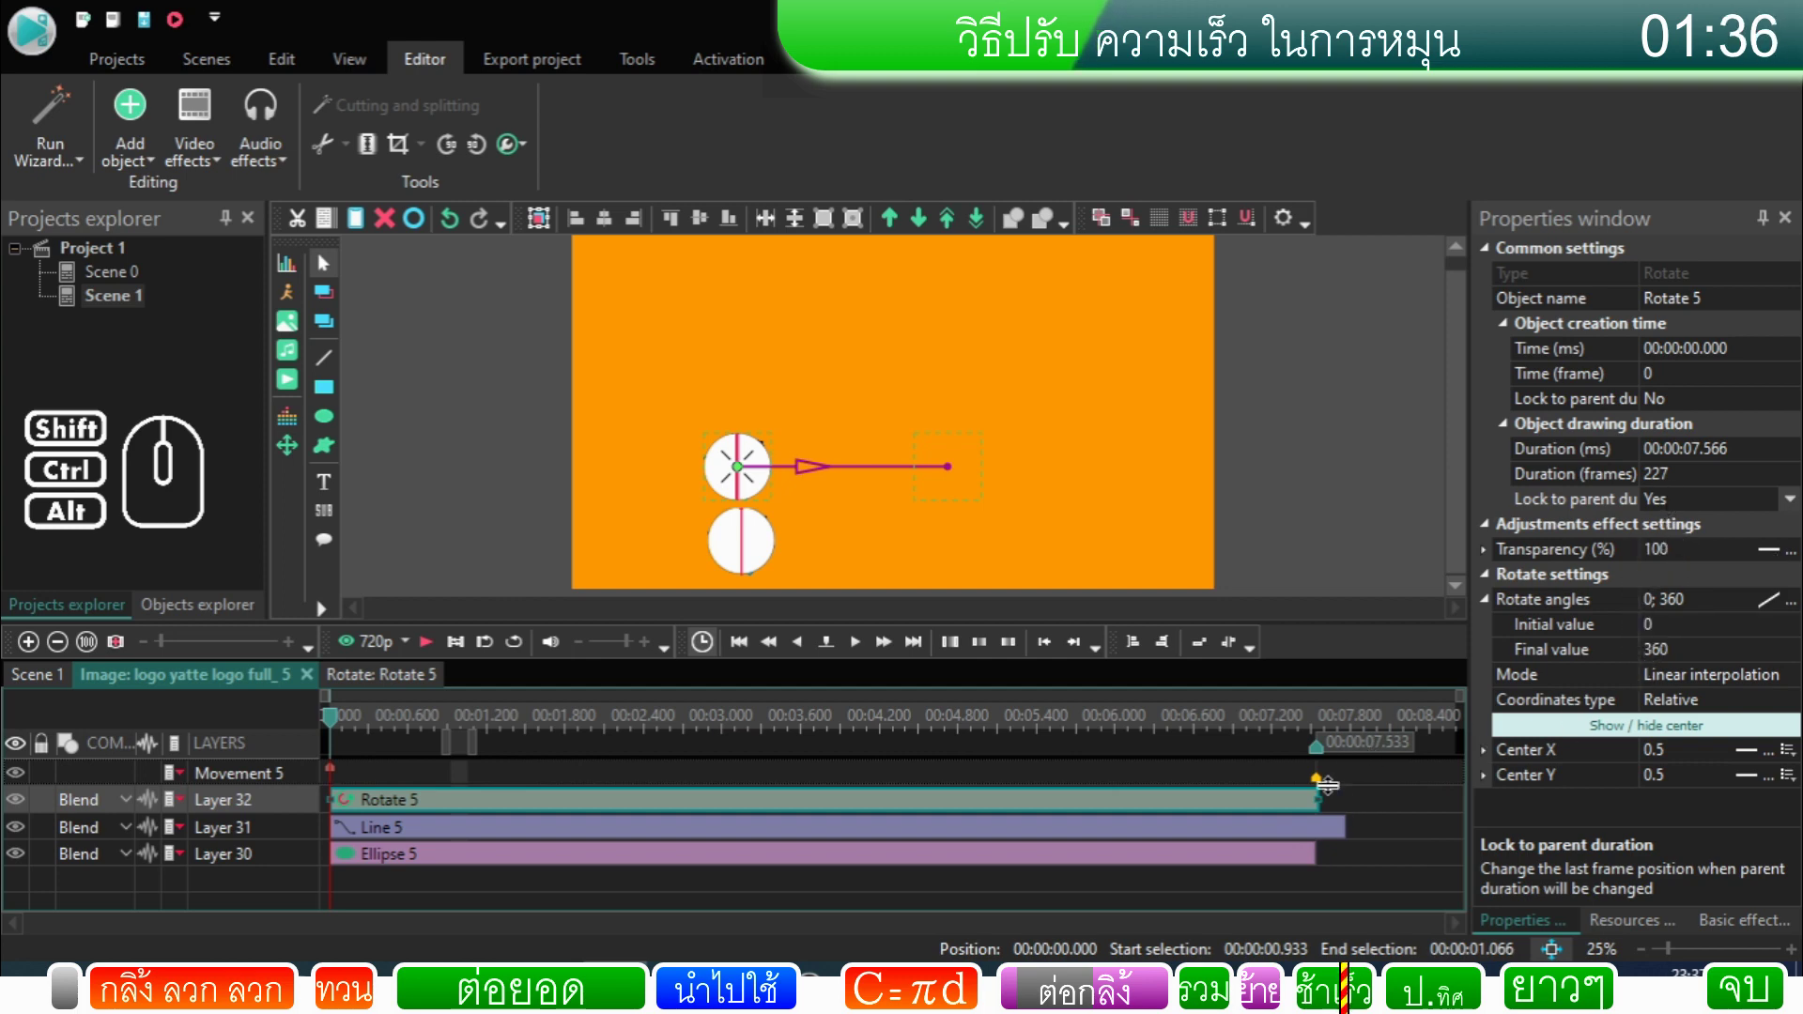
left_click(1334, 810)
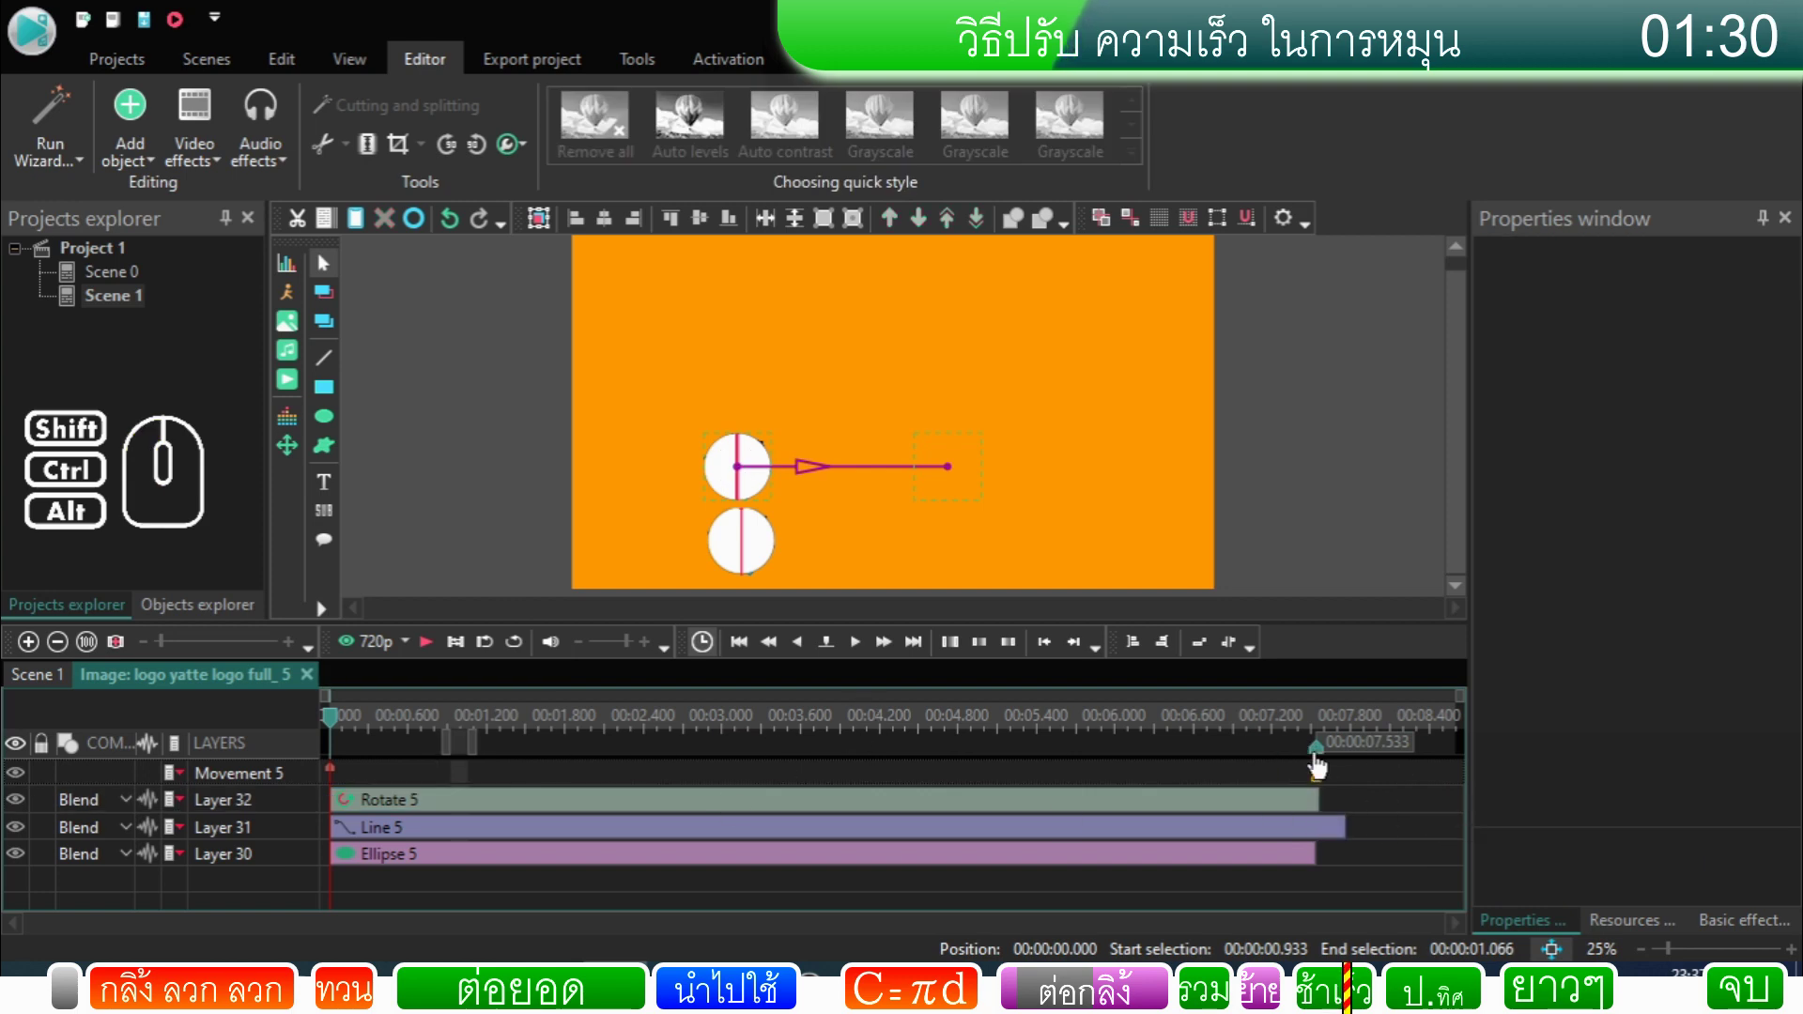
left_click(64, 686)
left_click_drag(482, 728, 329, 735)
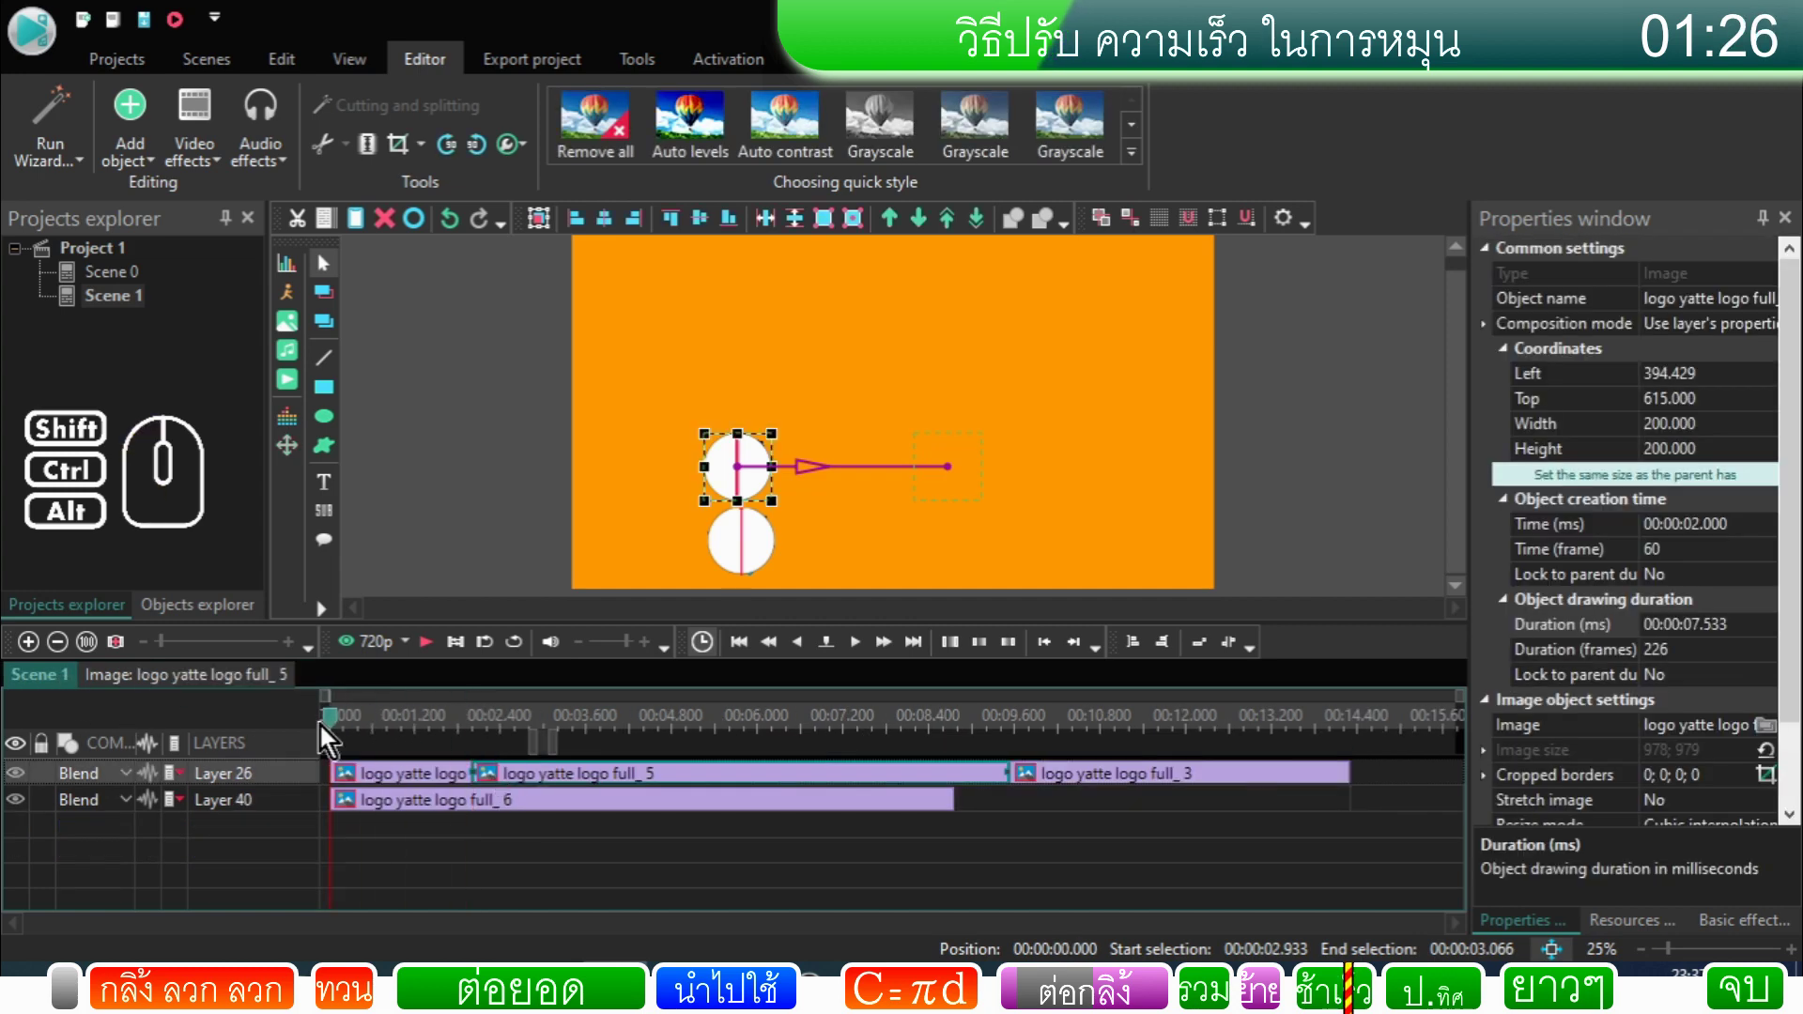
Step: Preview the scene and inspect the logo full_6 clip's contents
left_click(432, 654)
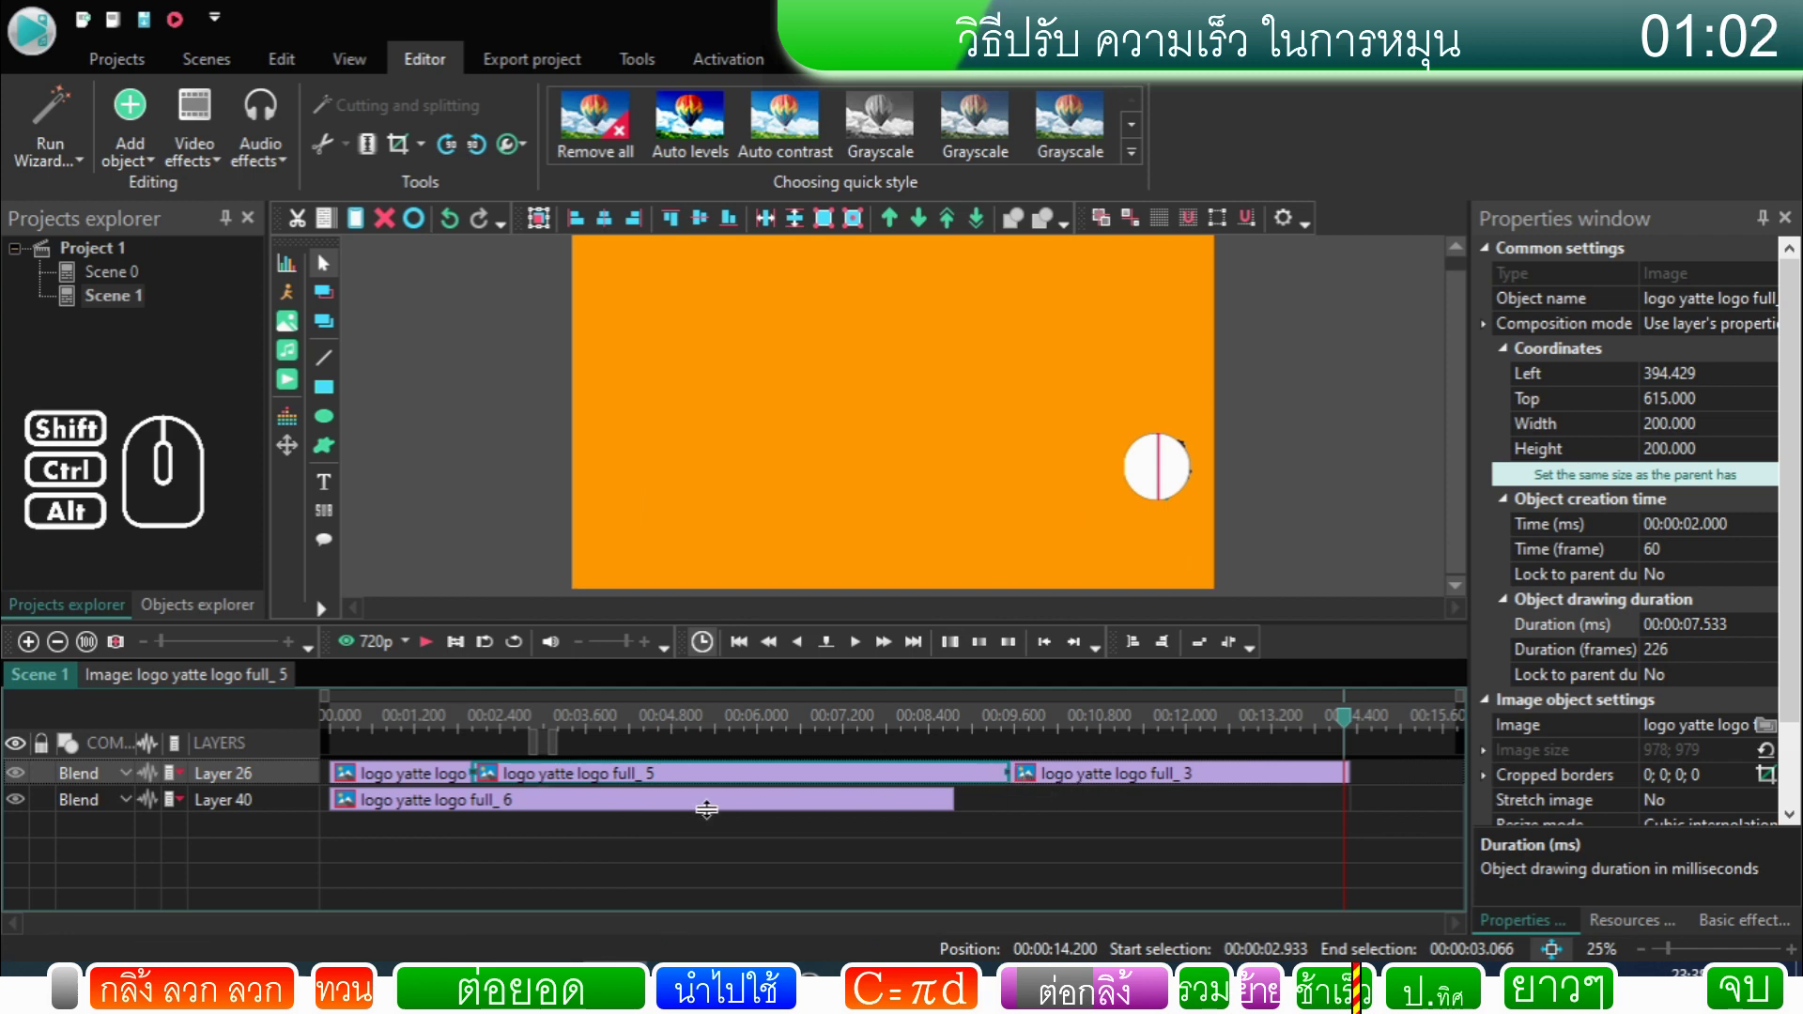
left_click(697, 820)
left_click(698, 819)
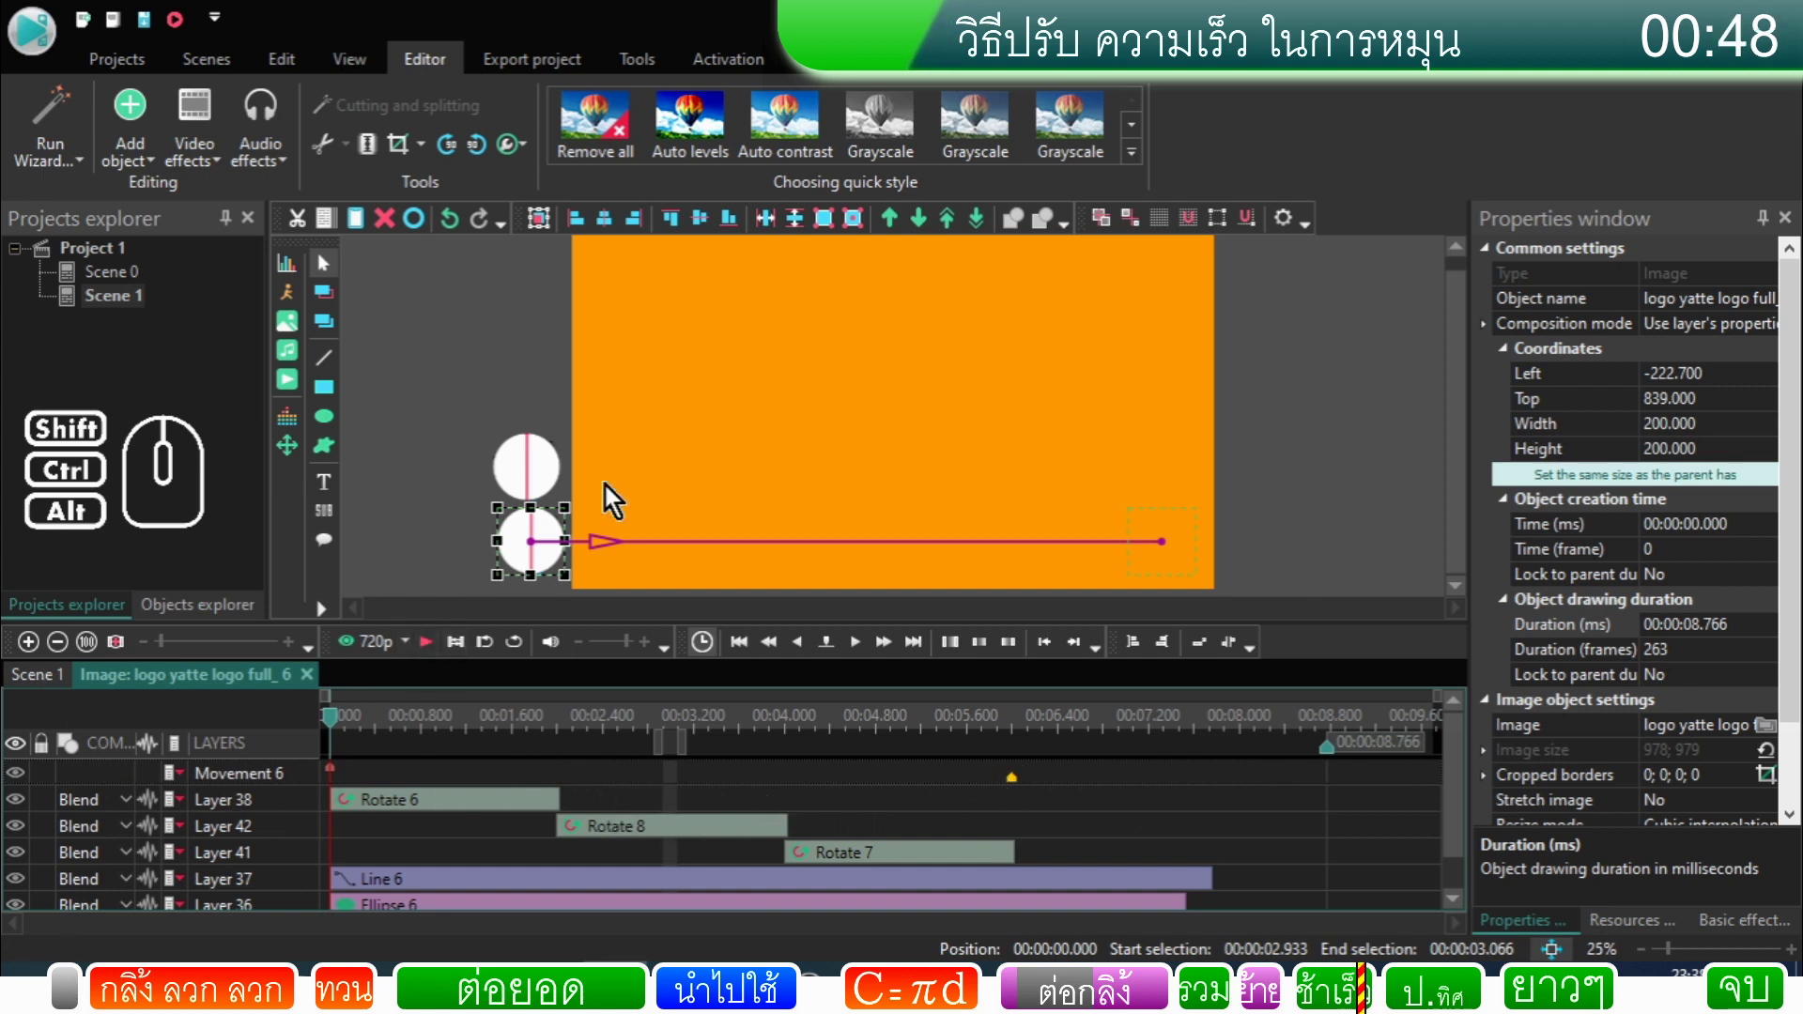
left_click(56, 689)
Step: Trim logo full_5 to 1.2 seconds, preview the roll, and slide full_3 up against it
left_click(543, 774)
left_click(445, 775)
left_click(432, 650)
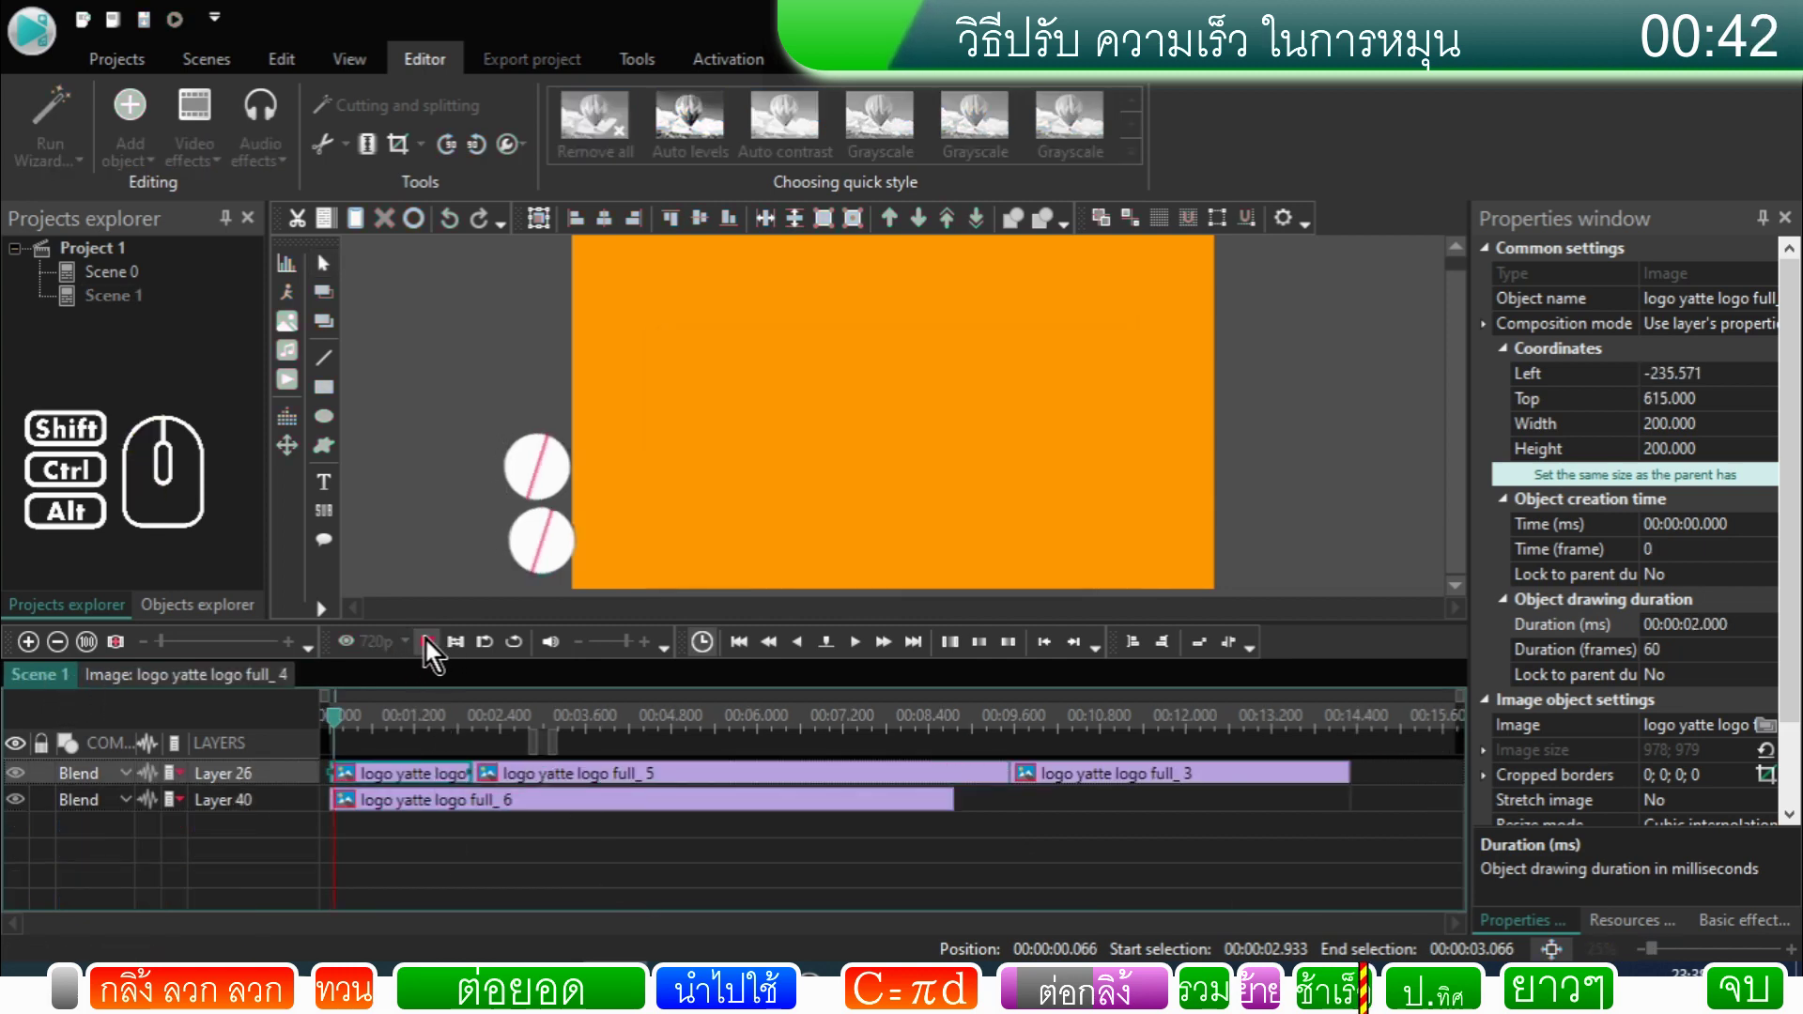
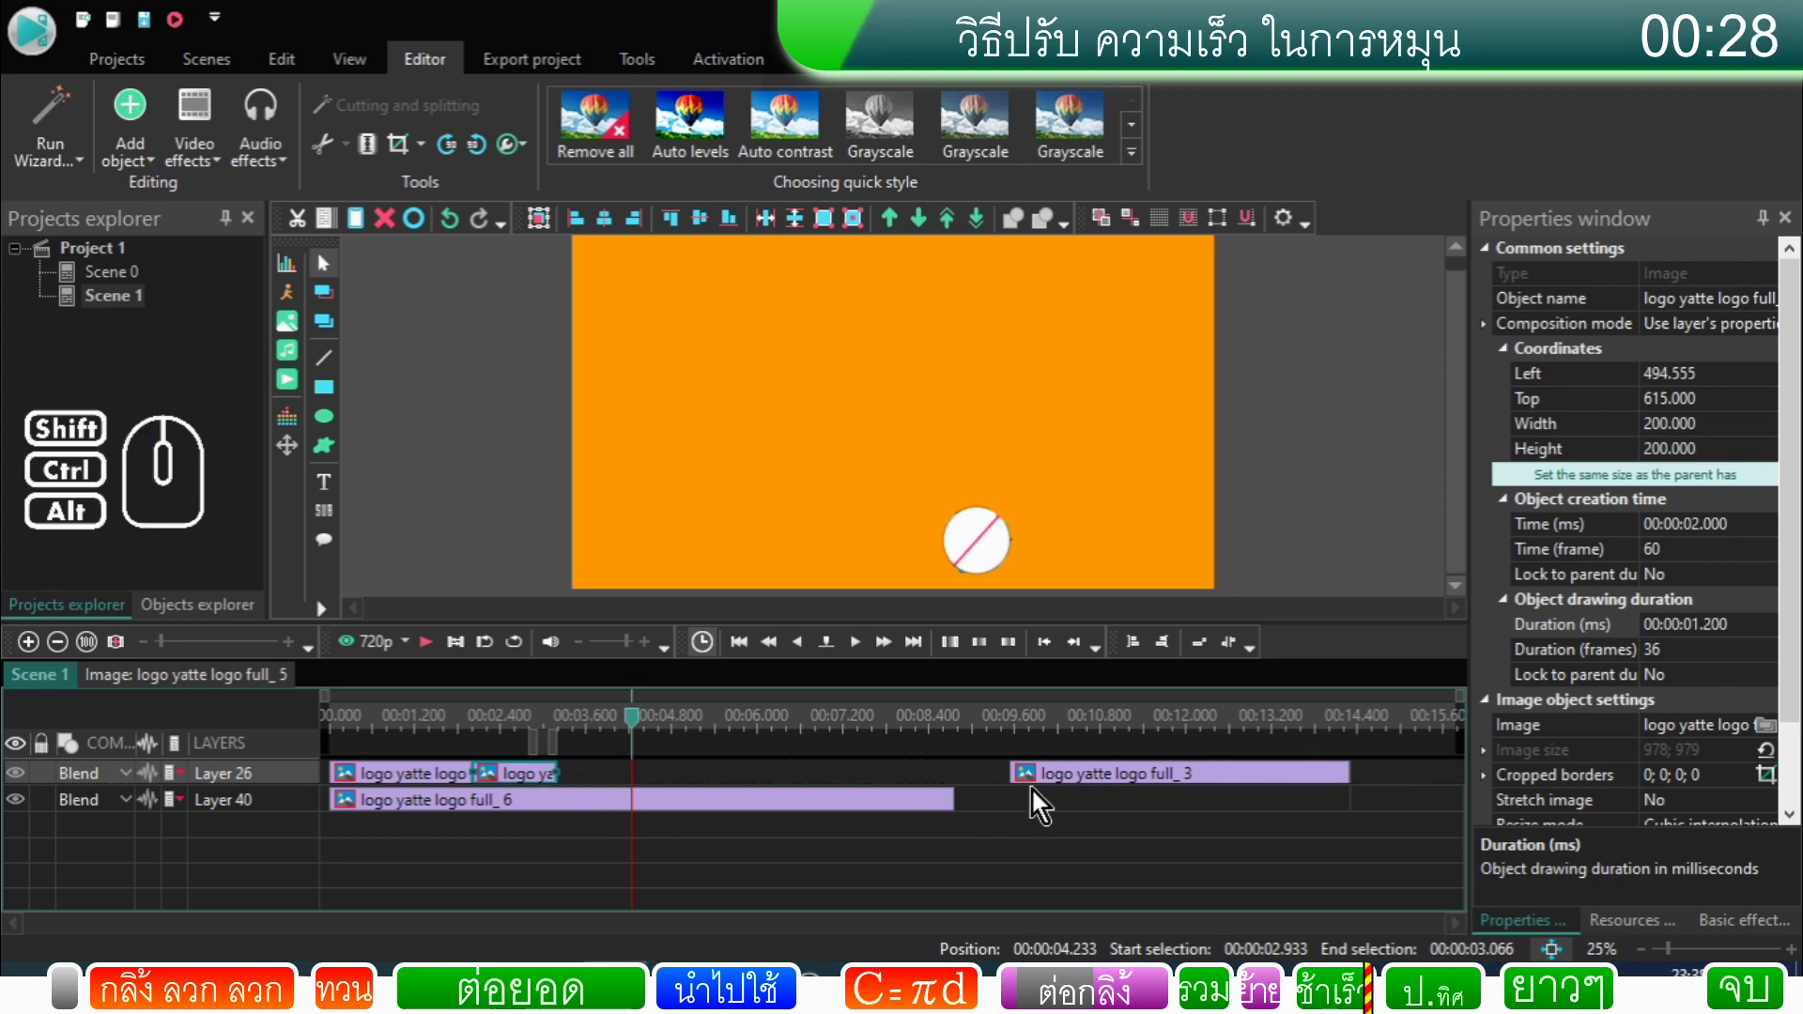
left_click_drag(1058, 788, 595, 790)
Step: Make logo full_5's Movement 5 end keyframe finish at 00:01.200
double_click(659, 781)
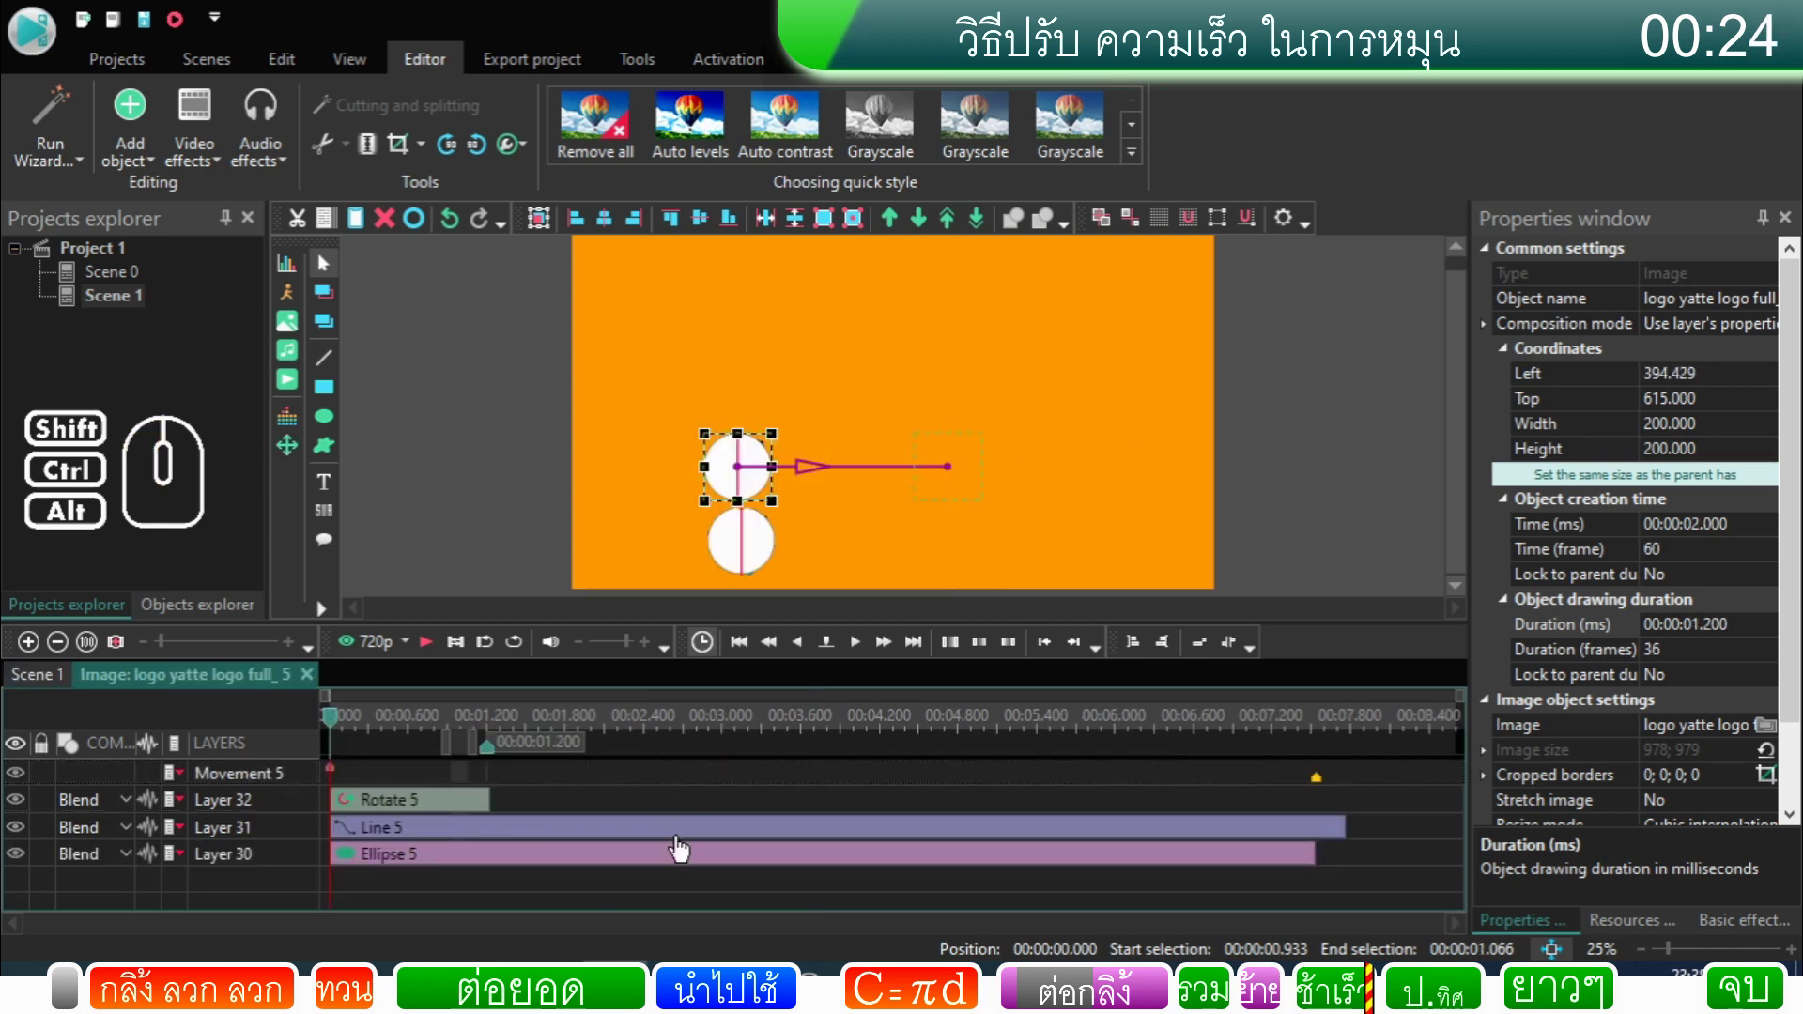
left_click_drag(1325, 794, 497, 864)
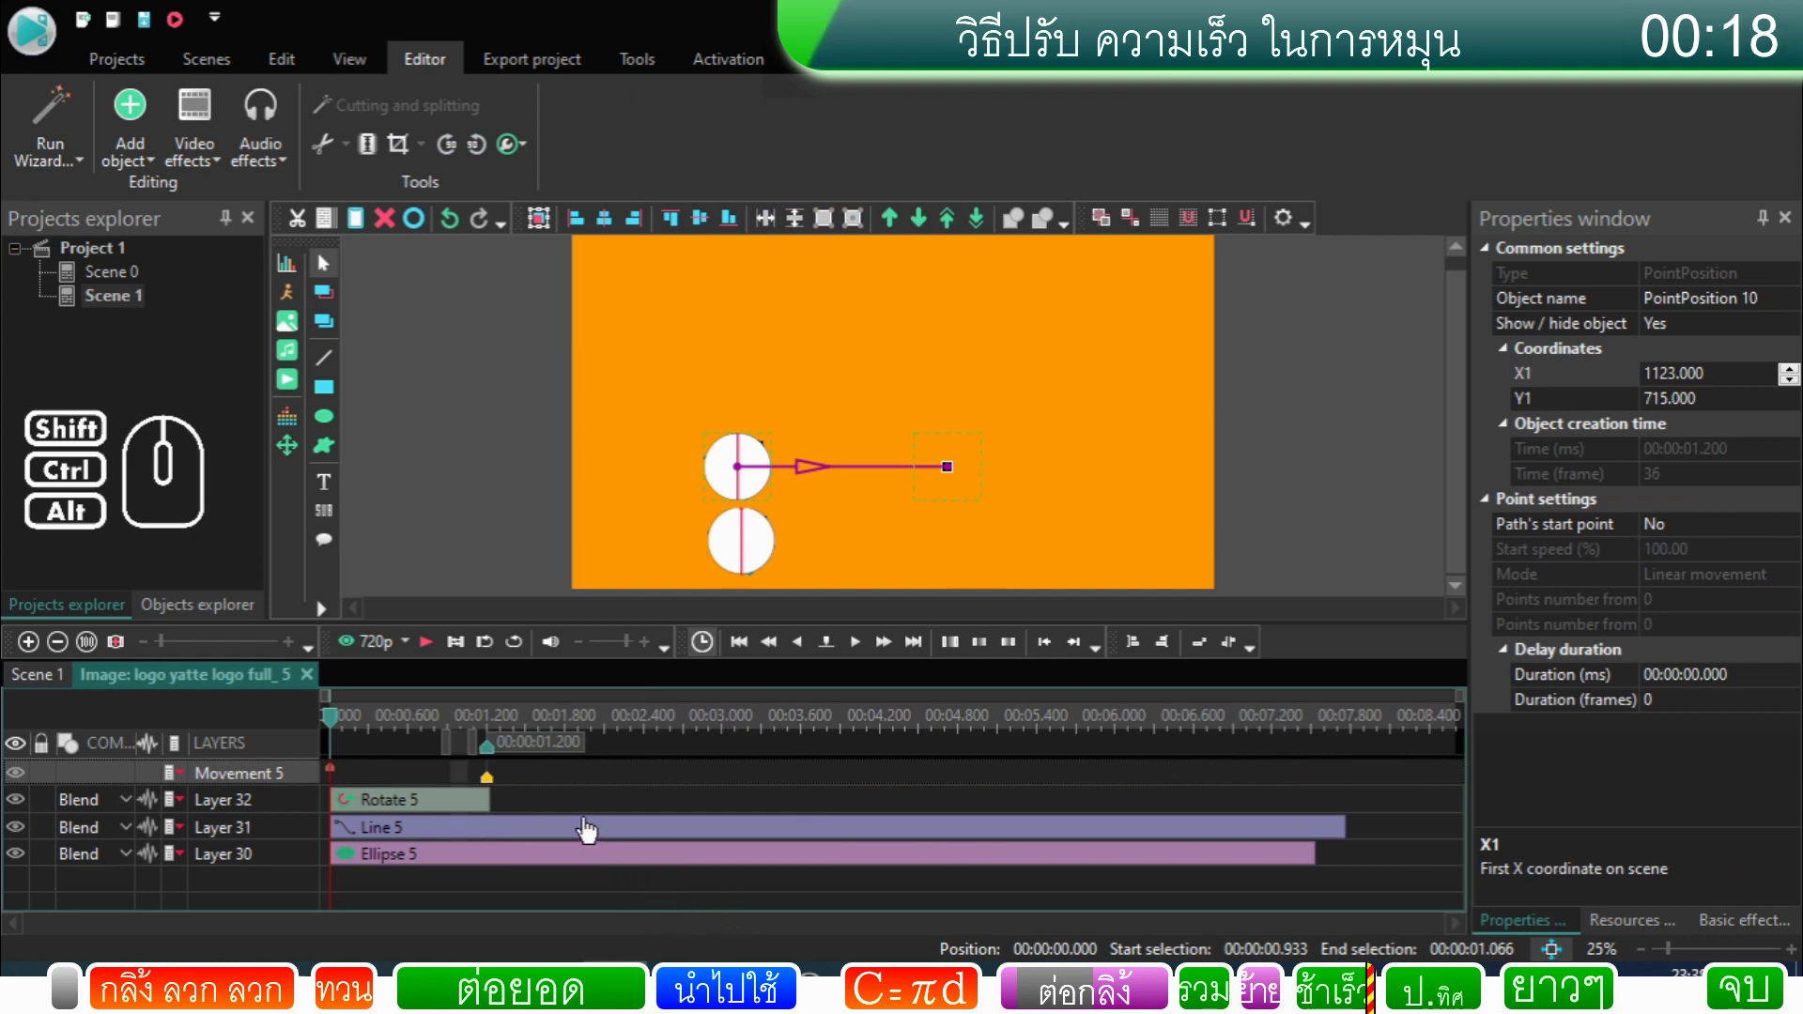
left_click(1244, 844)
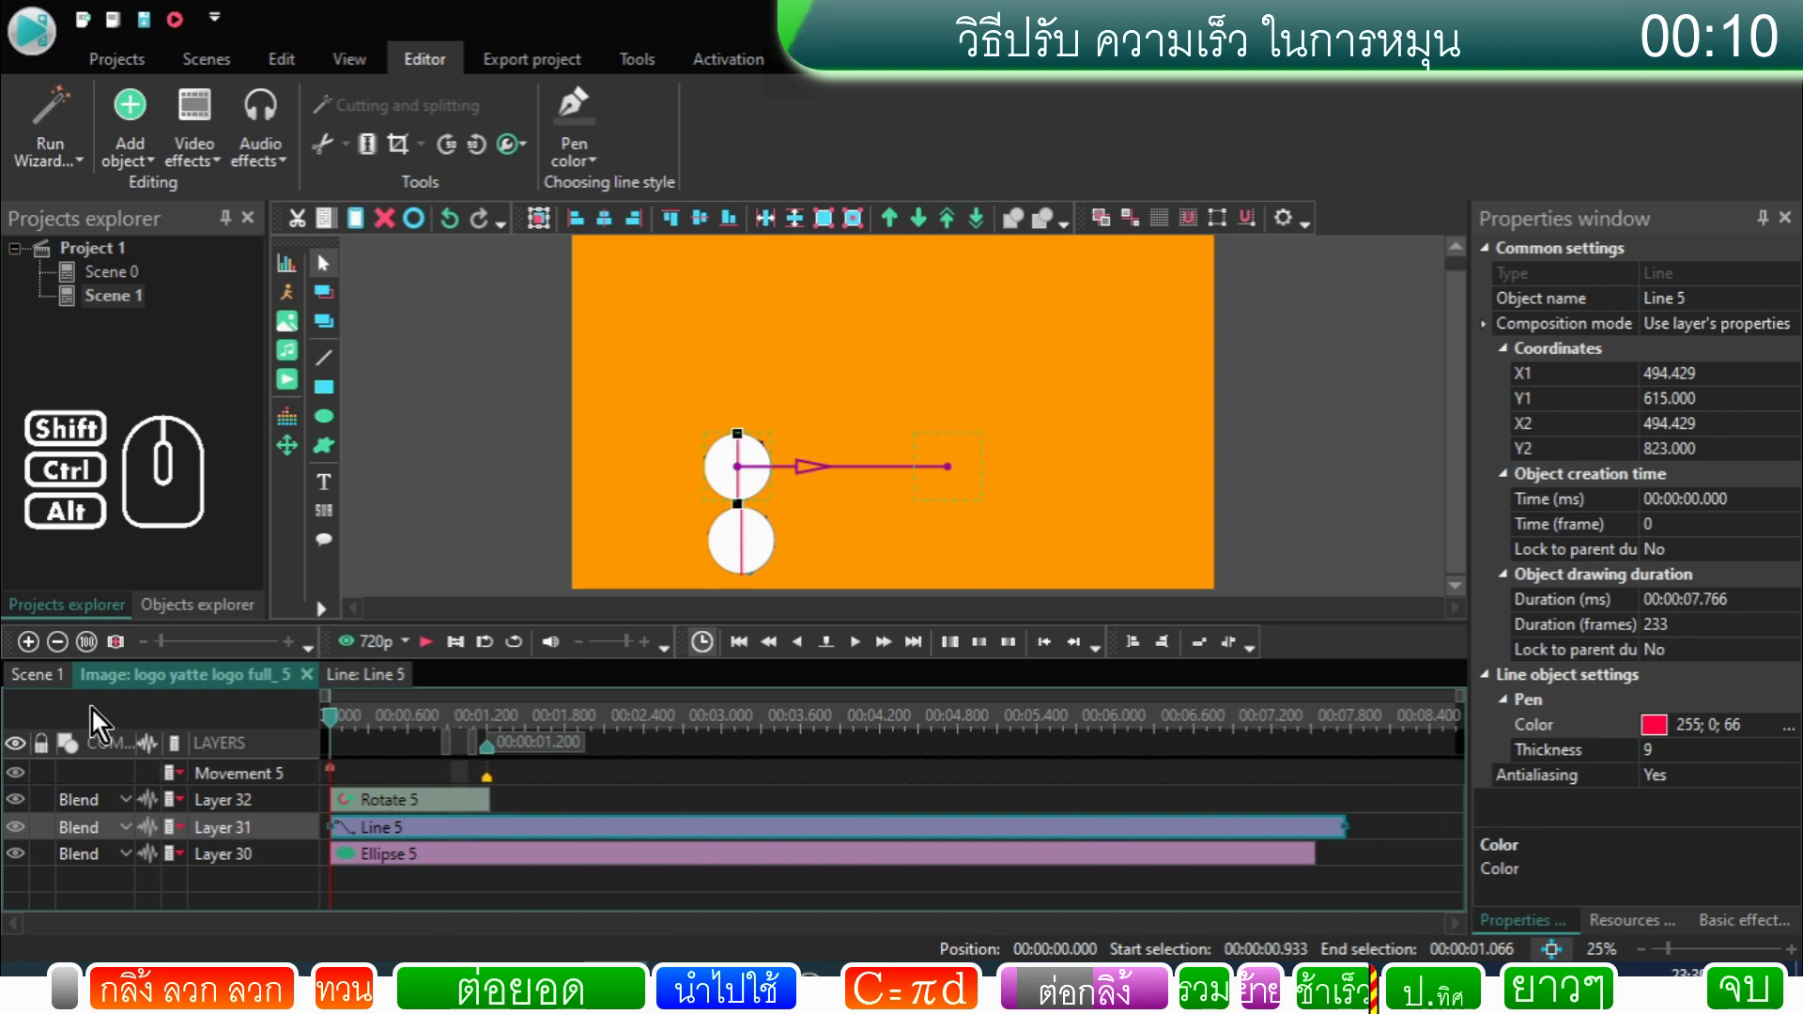
left_click(51, 679)
Step: Rewind and preview Scene 1's rolling logos, stopping near 5.2 s with nothing selected
left_click_drag(569, 723, 337, 770)
left_click(436, 654)
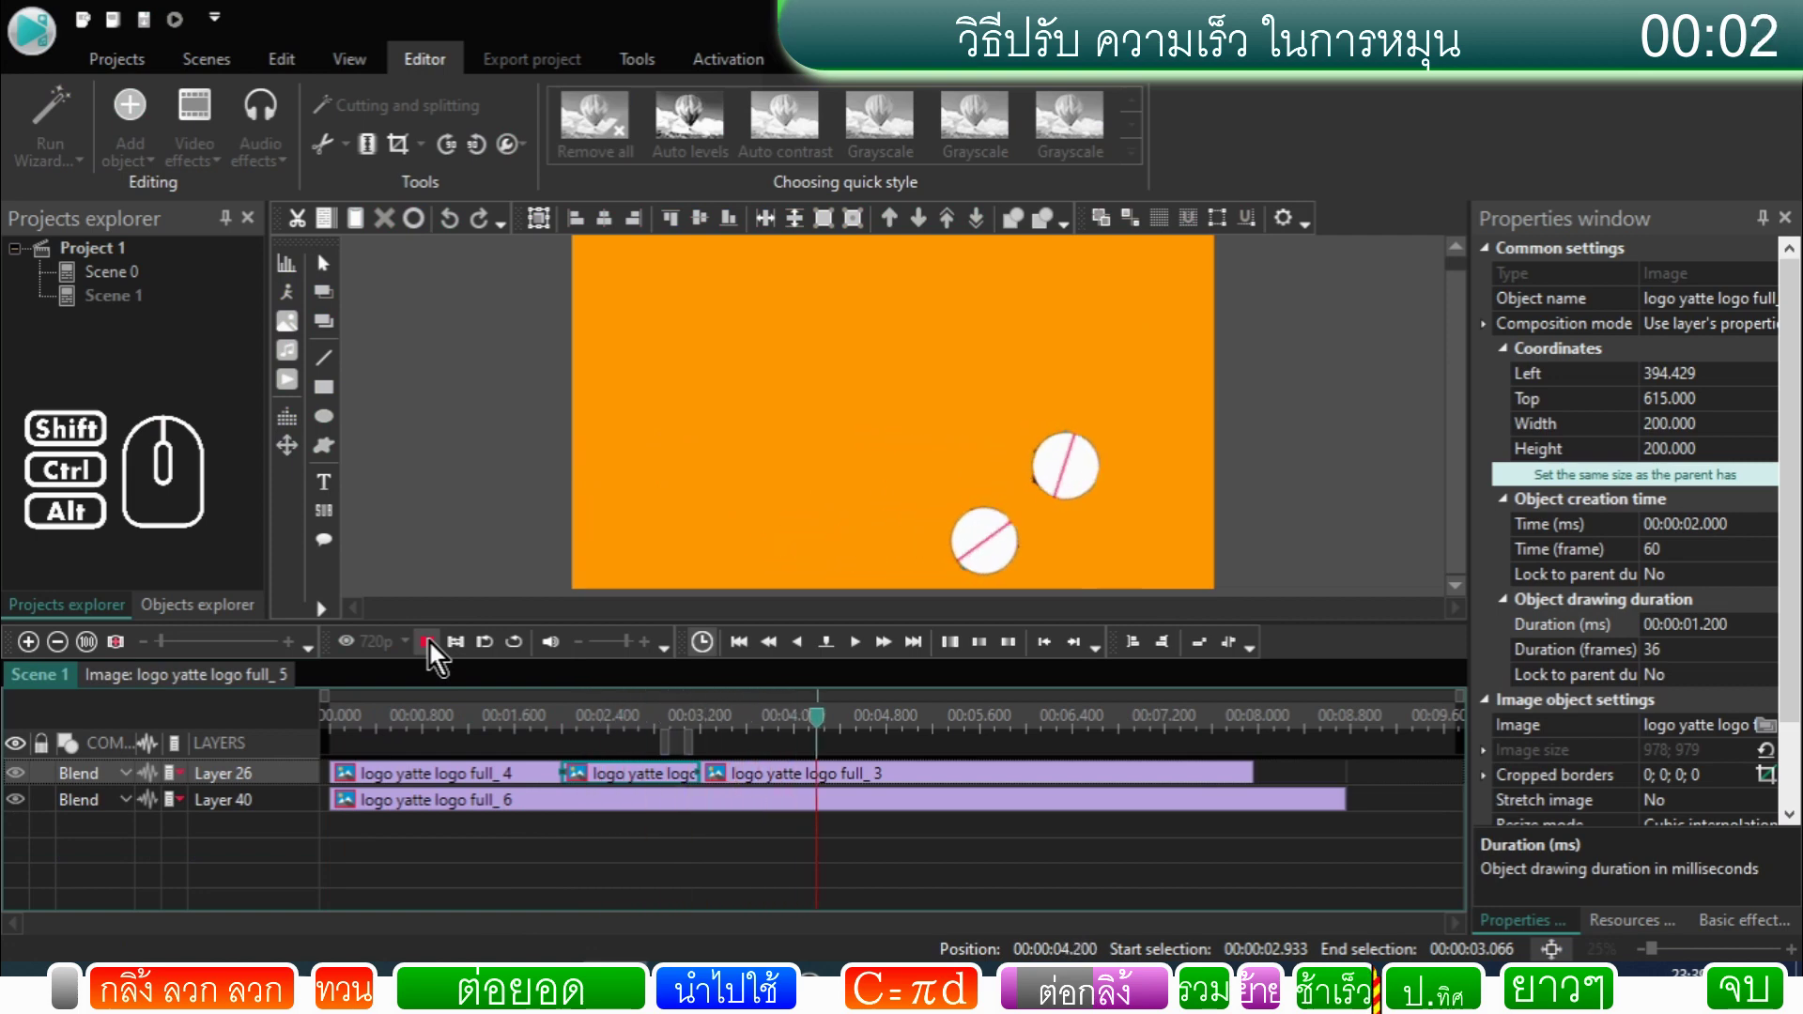
left_click(435, 652)
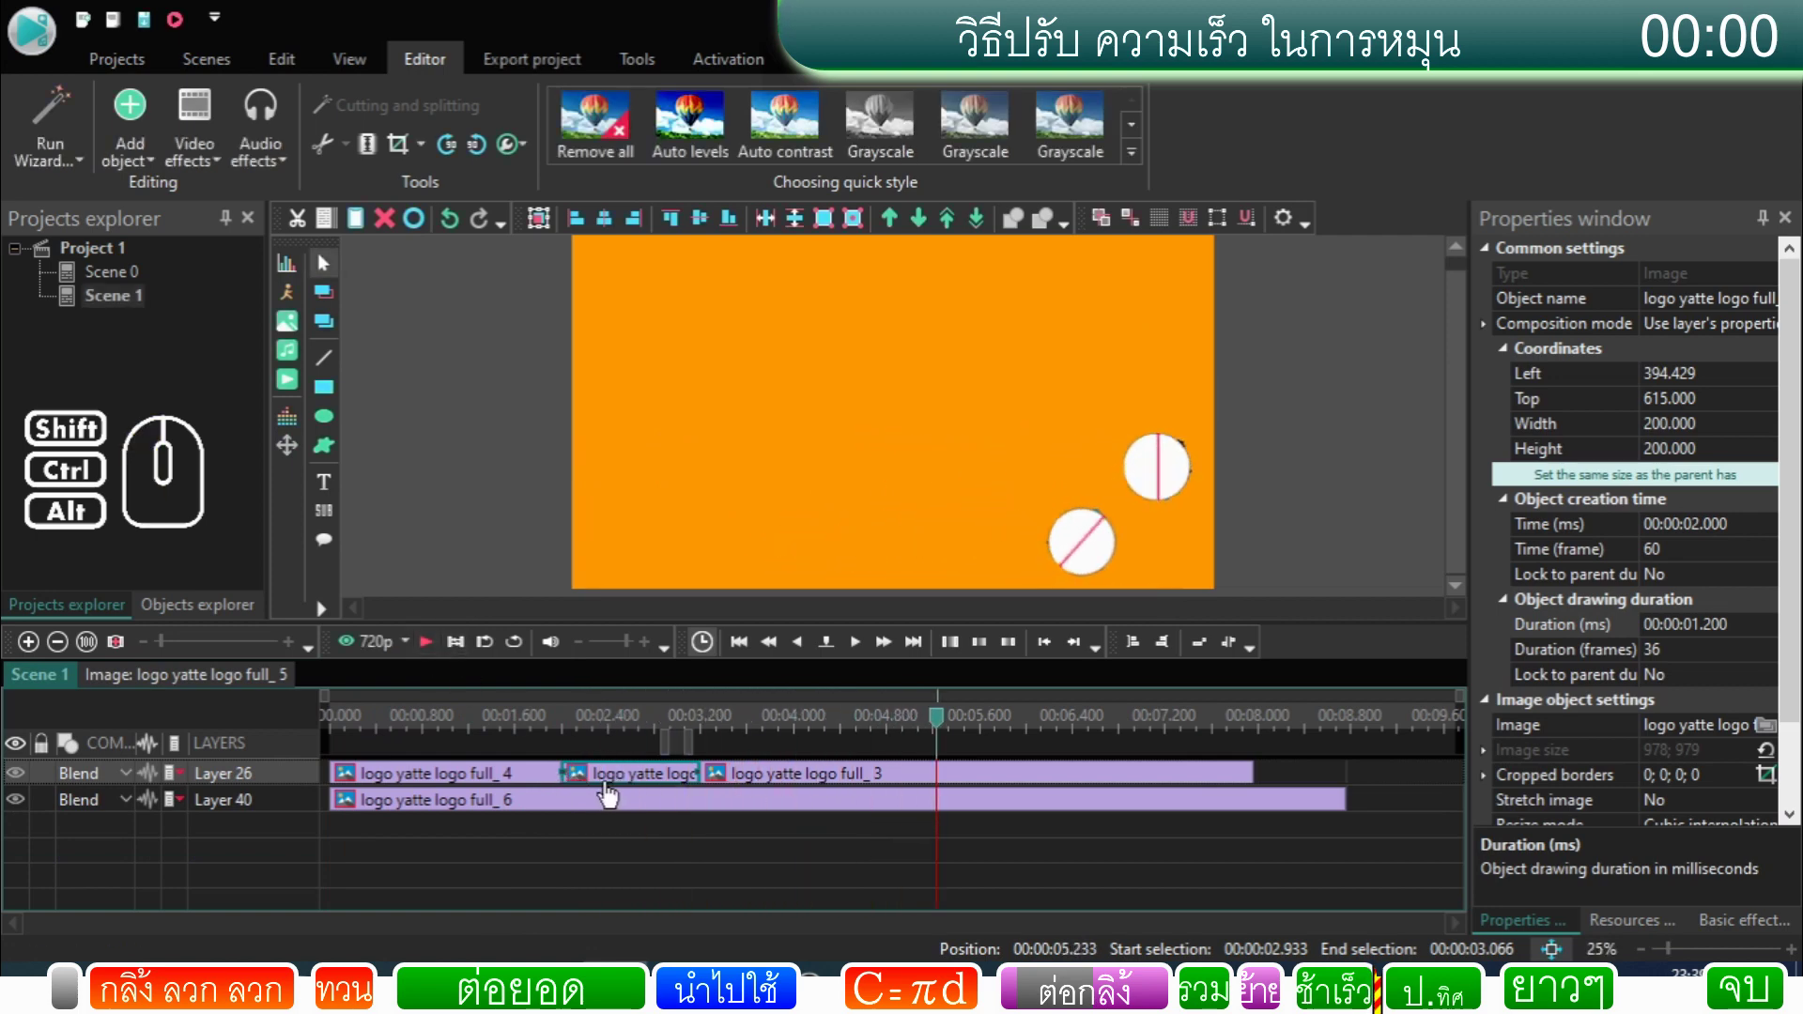
left_click(710, 871)
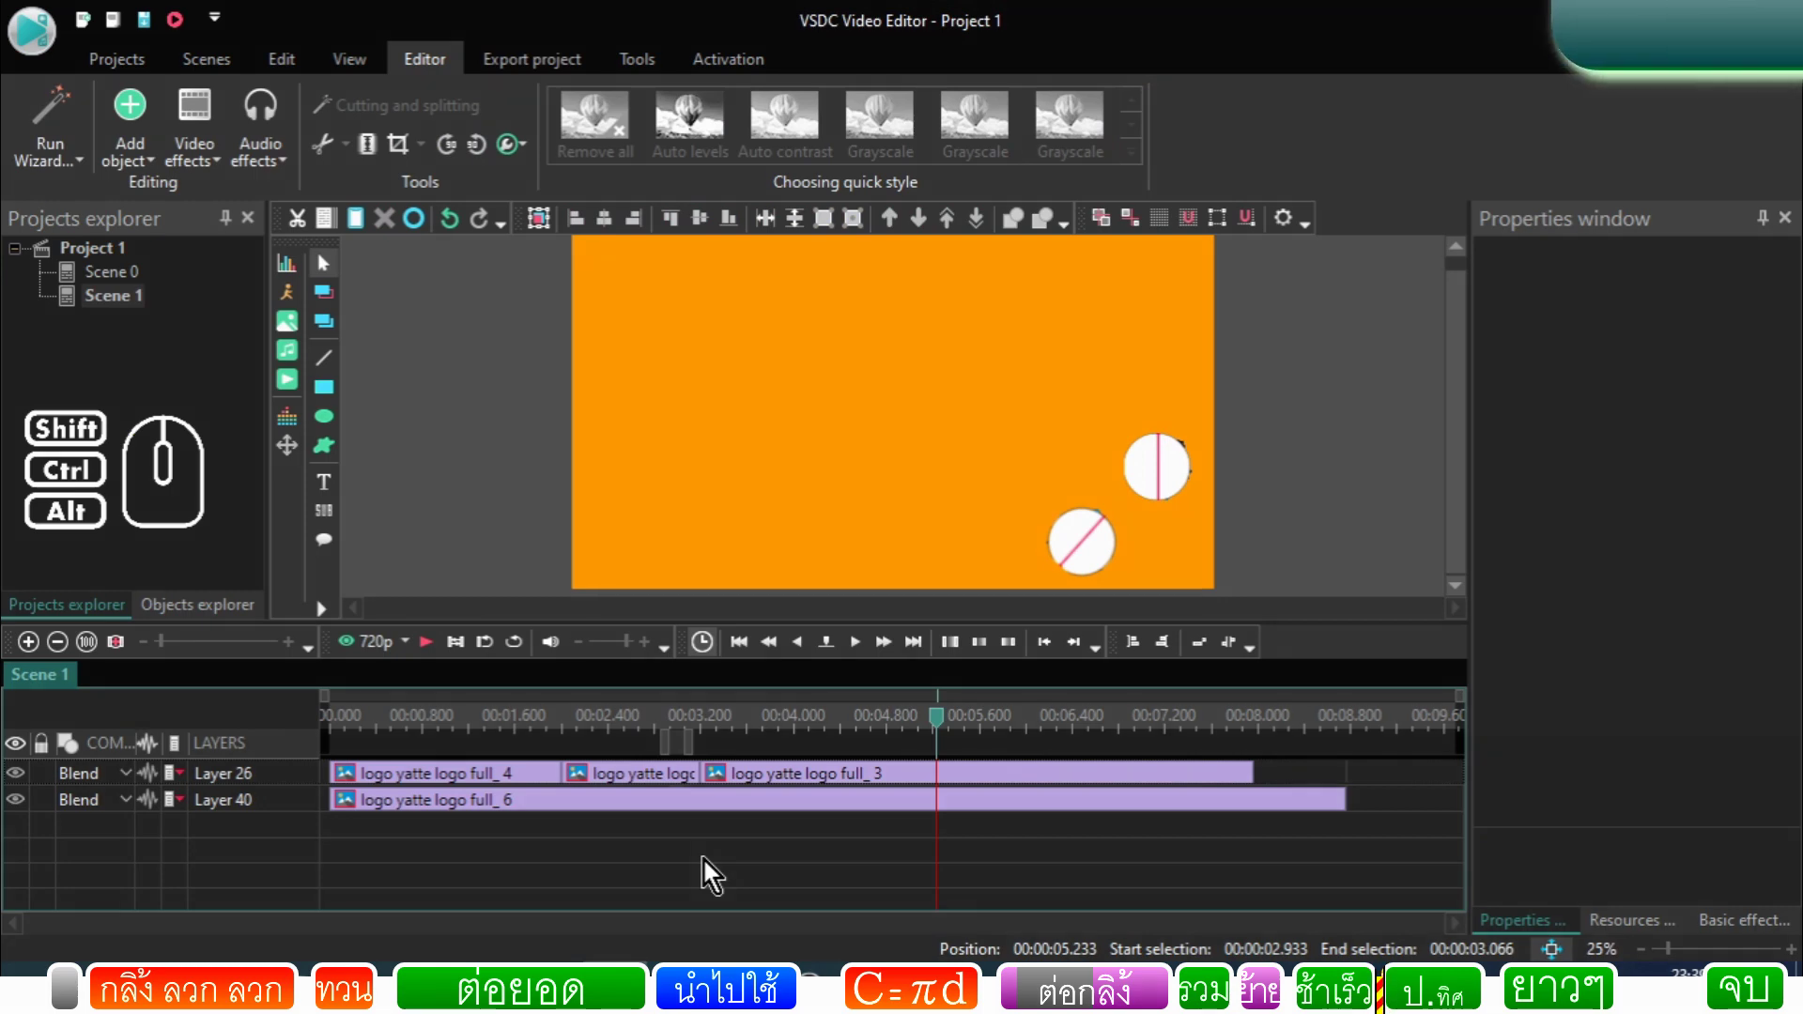
Step: Inspect logo full_3's inner timeline and return to Scene 1
left_click(710, 870)
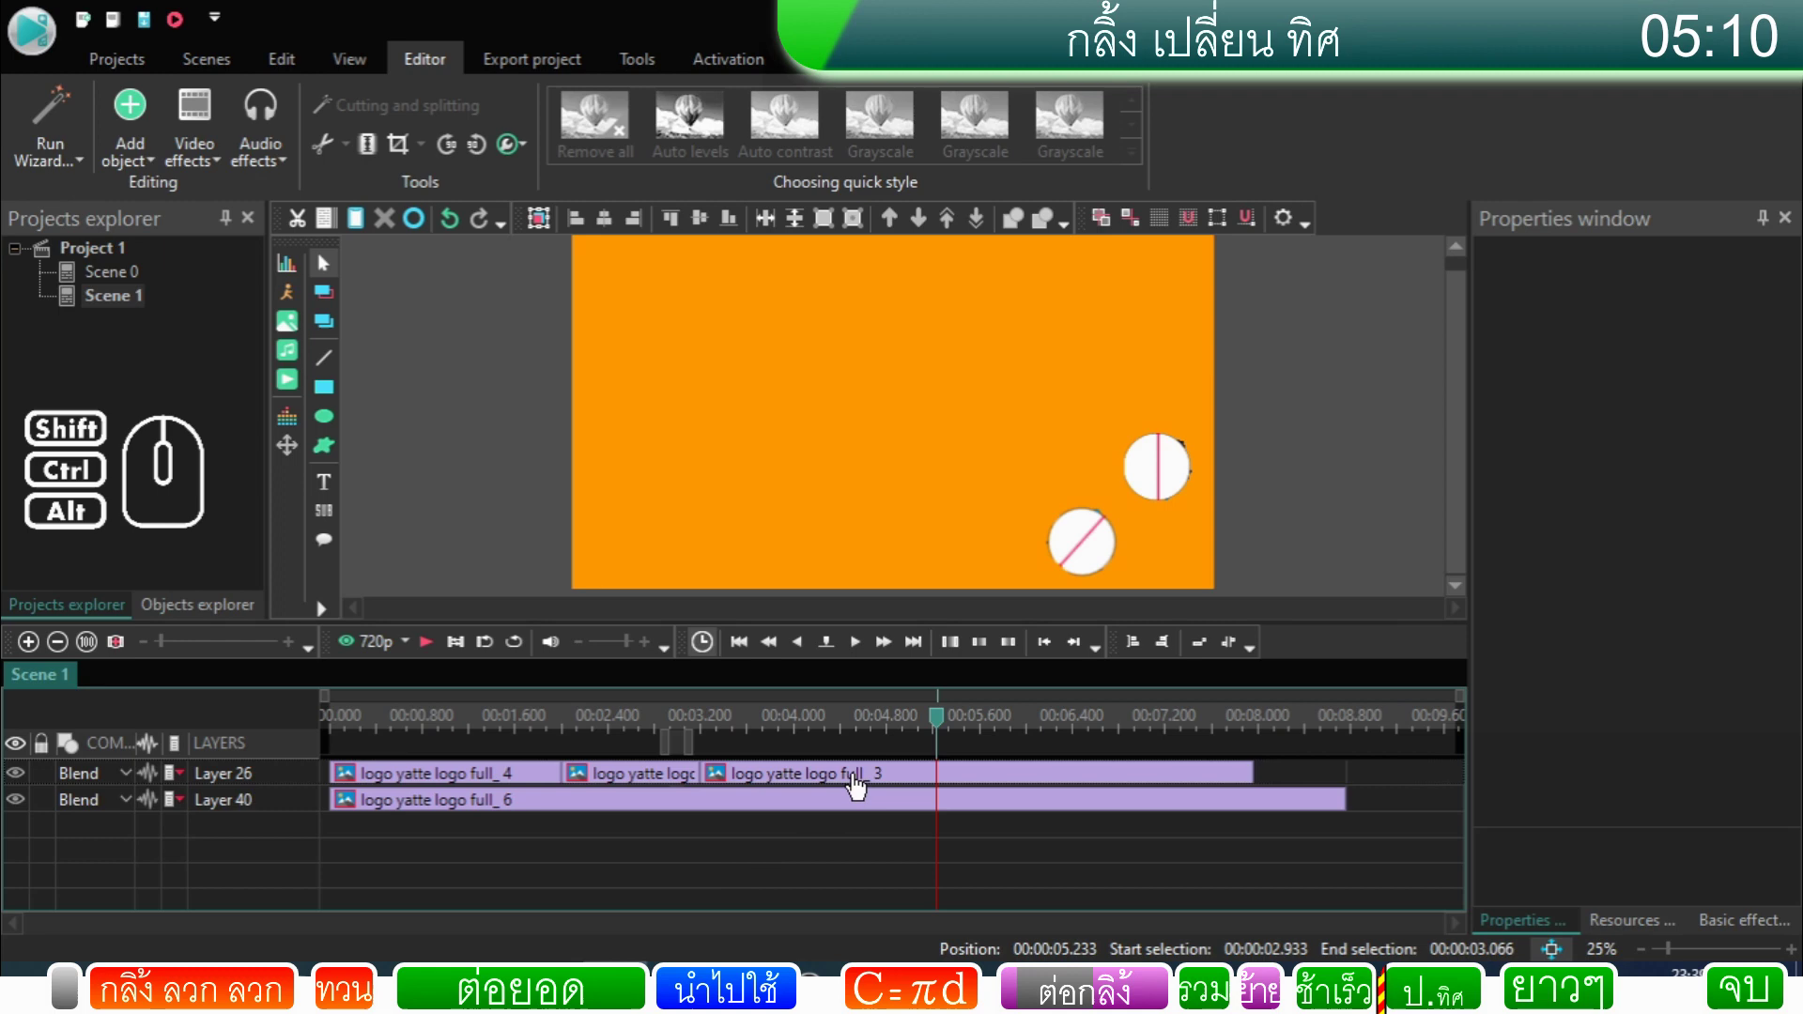
left_click(862, 786)
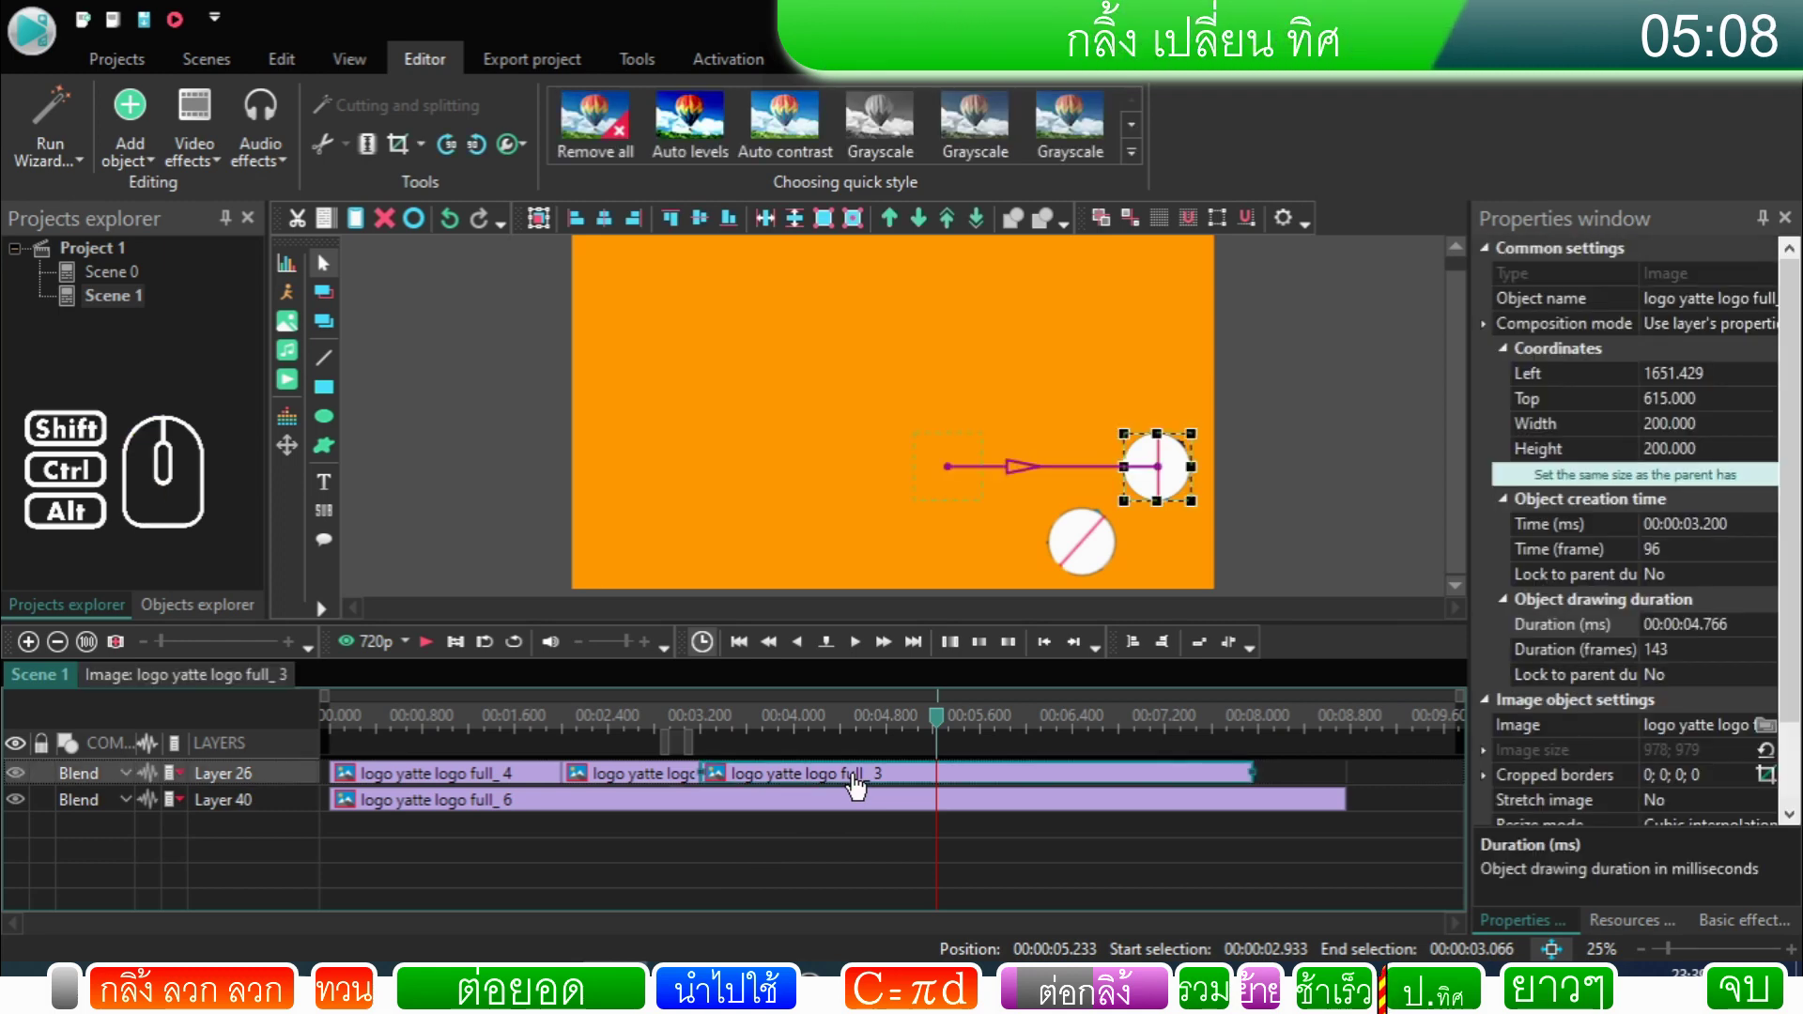
double_click(862, 786)
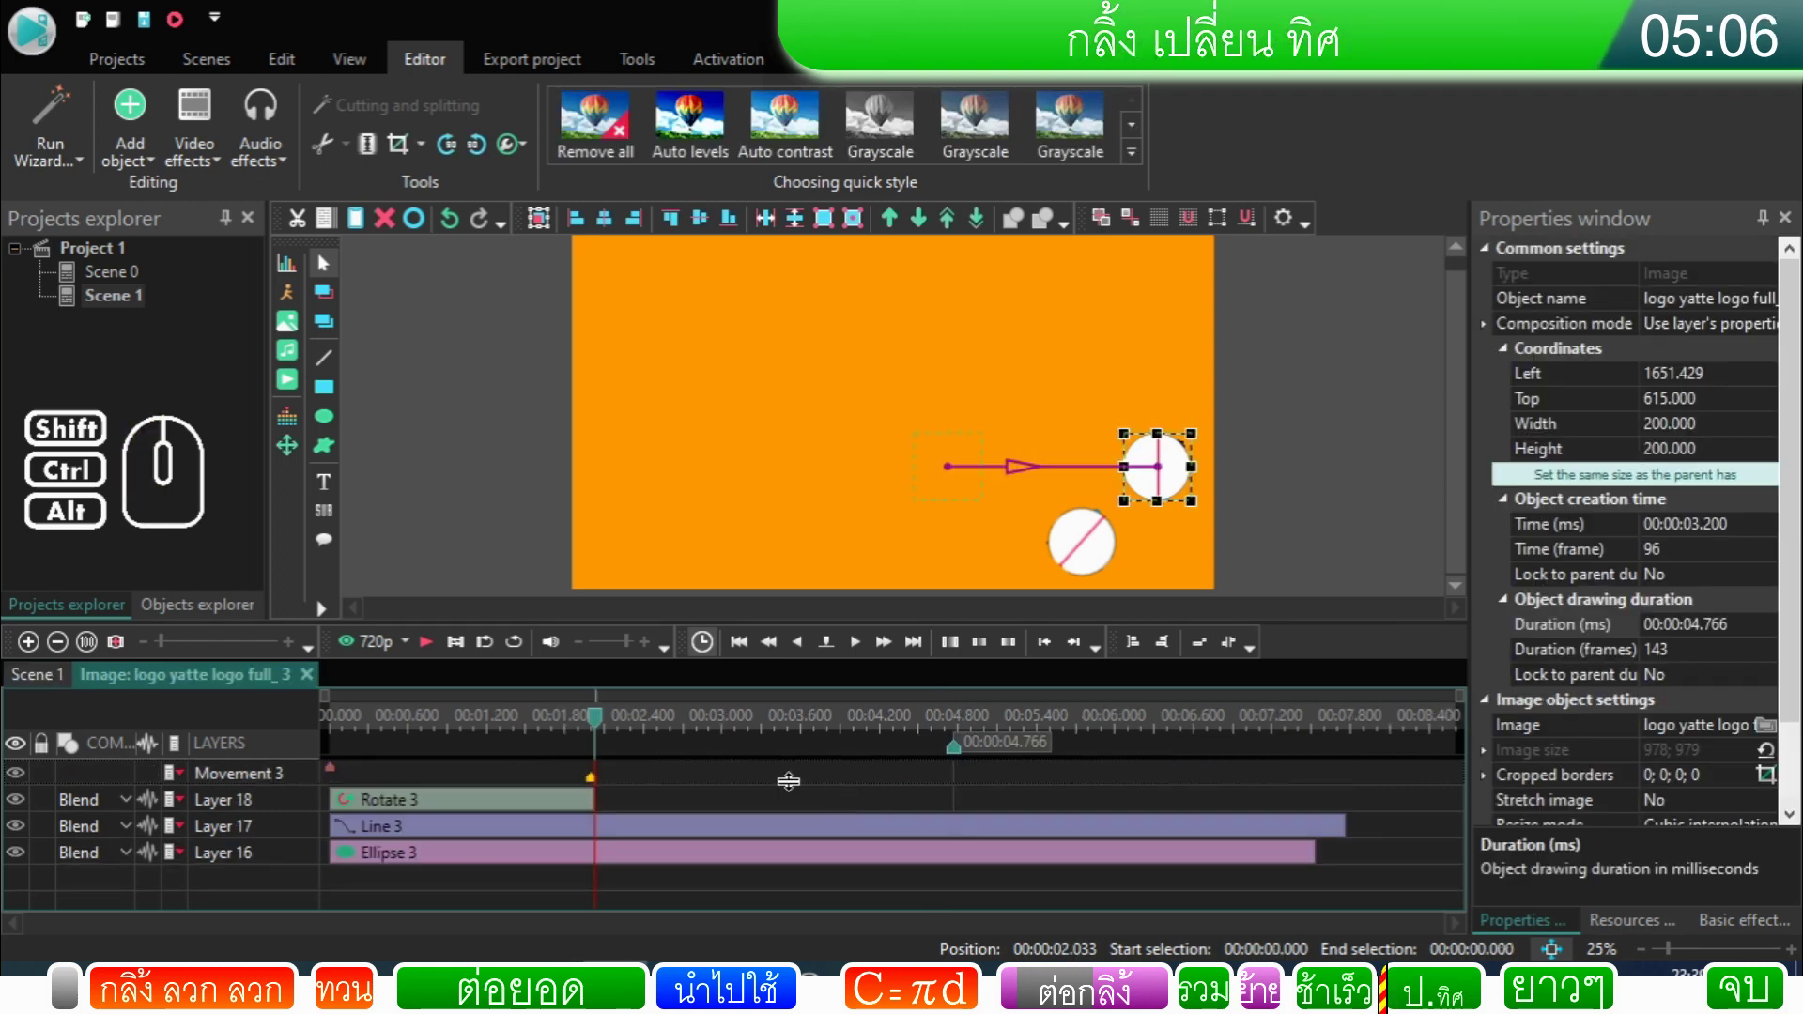
left_click(34, 692)
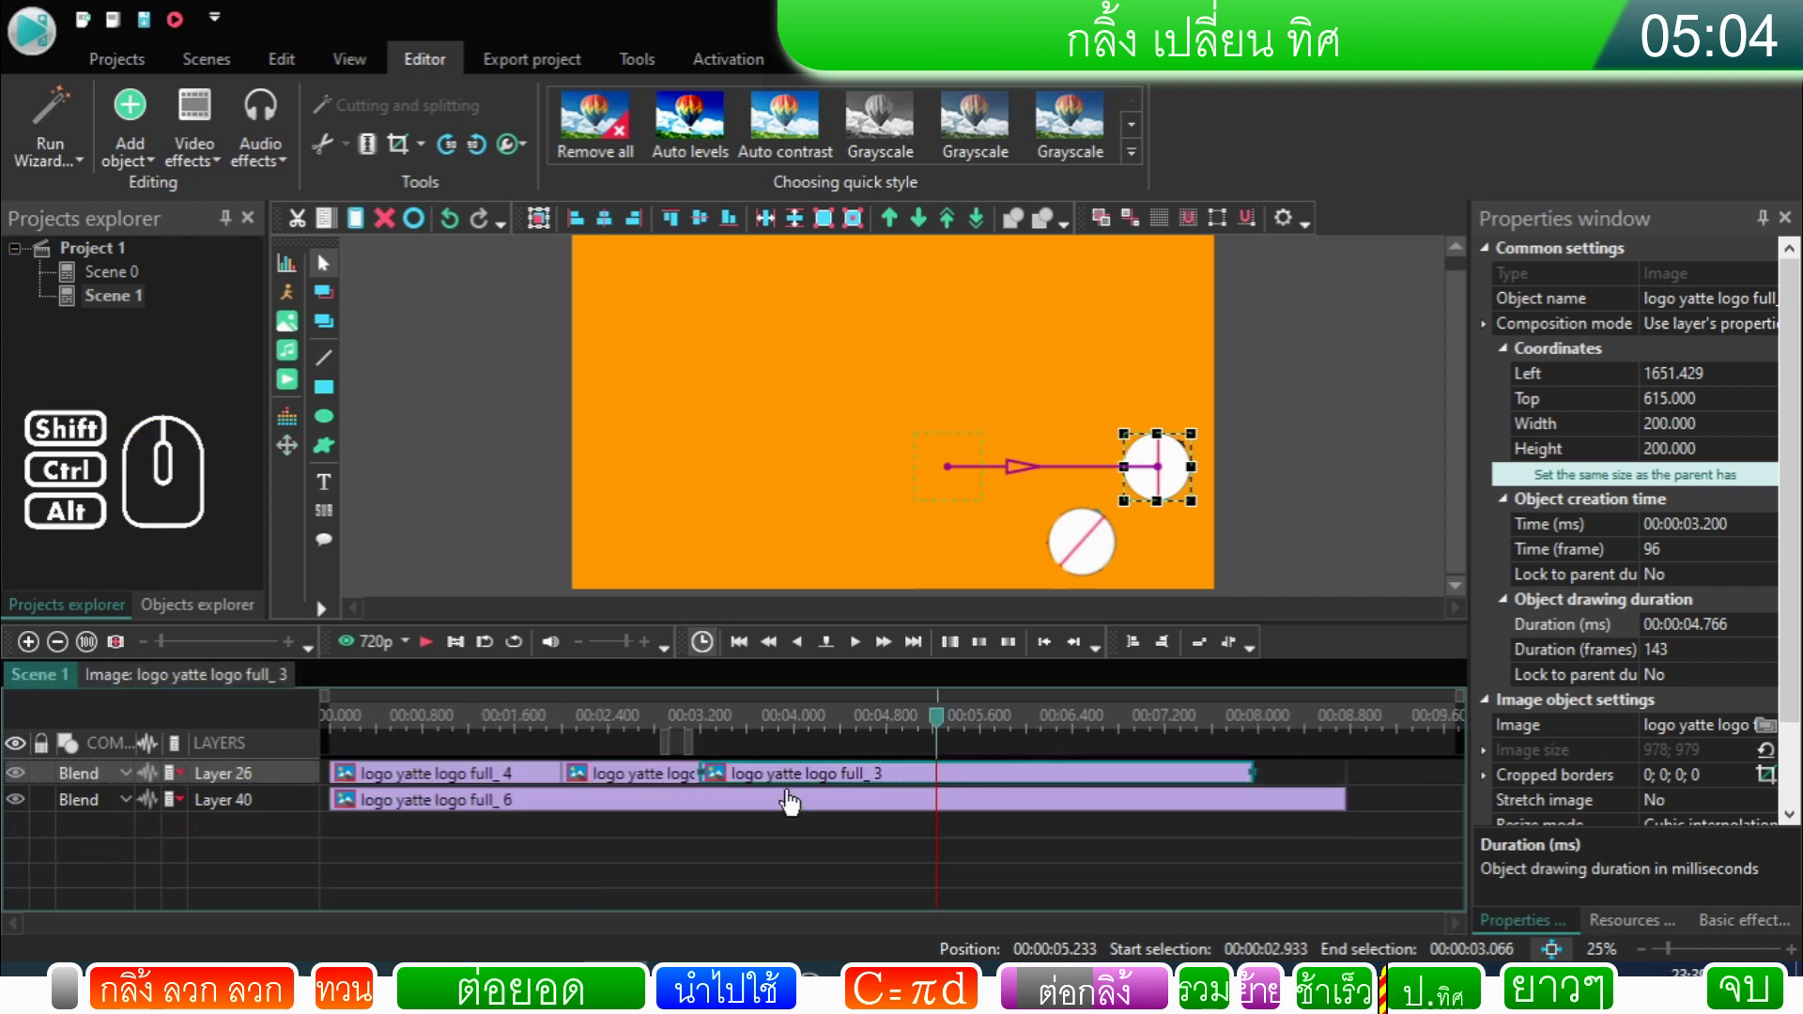
double_click(851, 785)
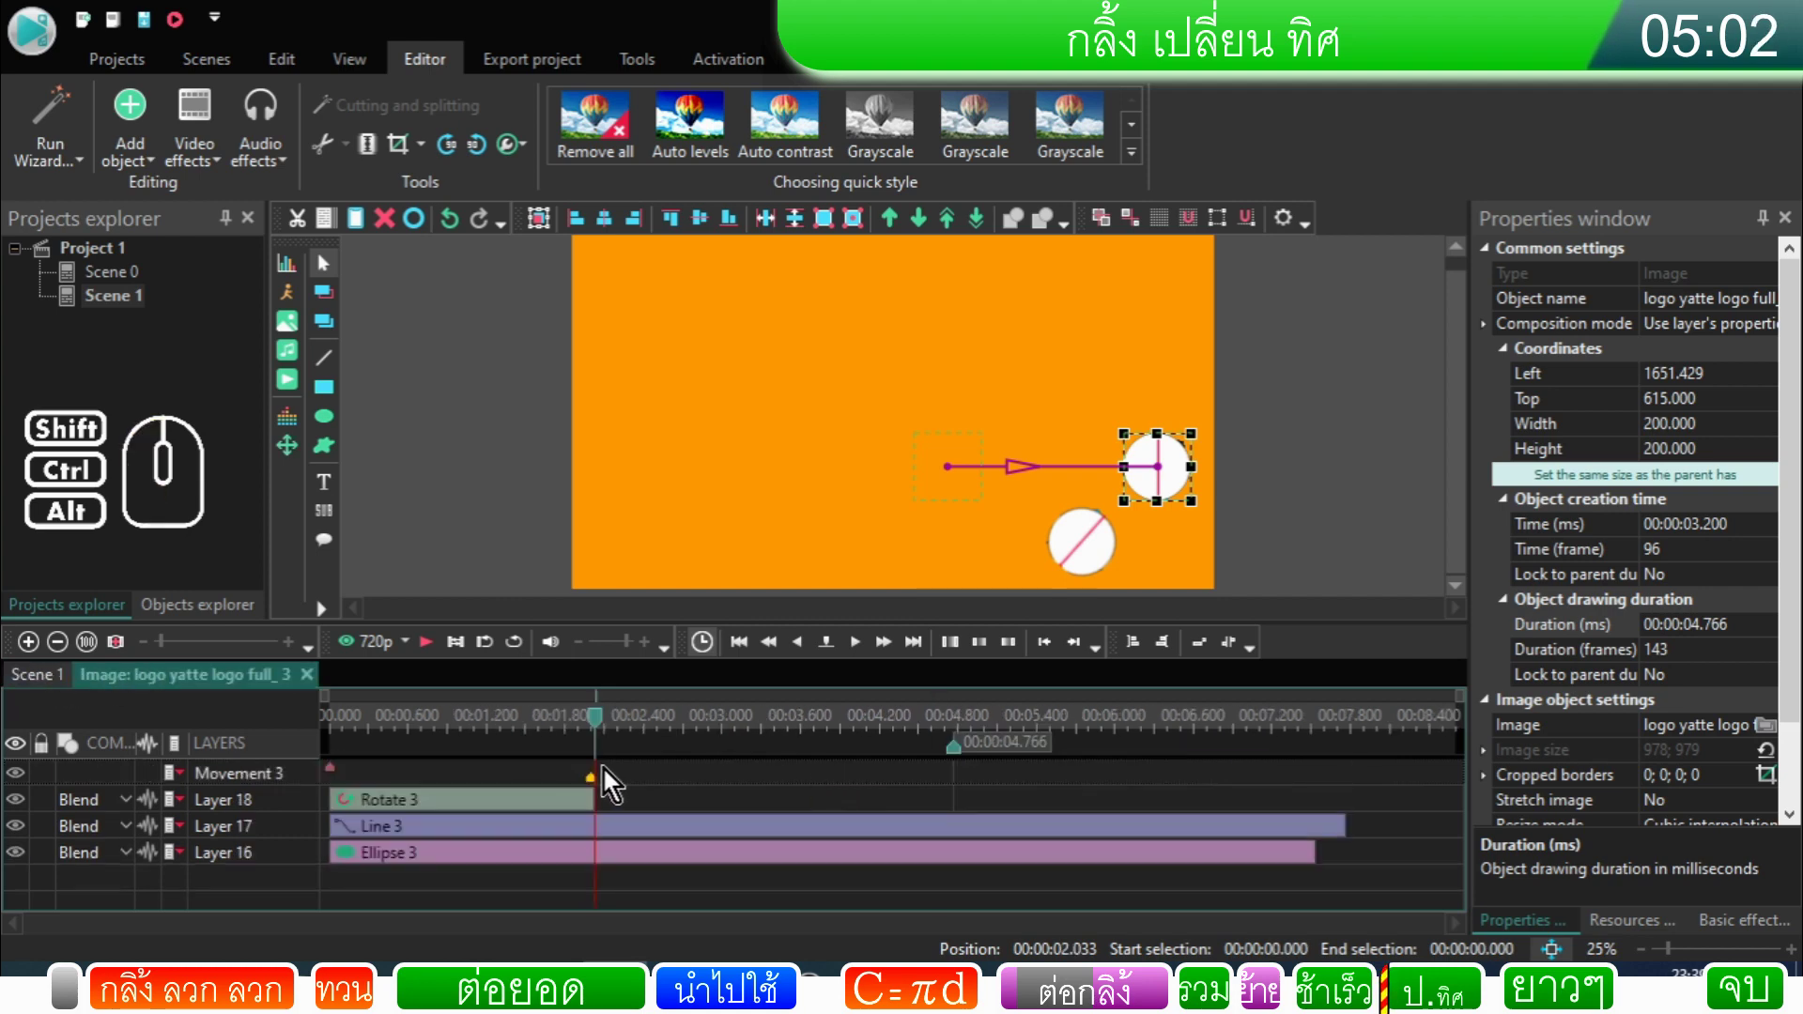
left_click(46, 690)
Step: Set logo full_3's Duration to 2000 ms and preview the result
left_click(1287, 788)
left_click(1245, 784)
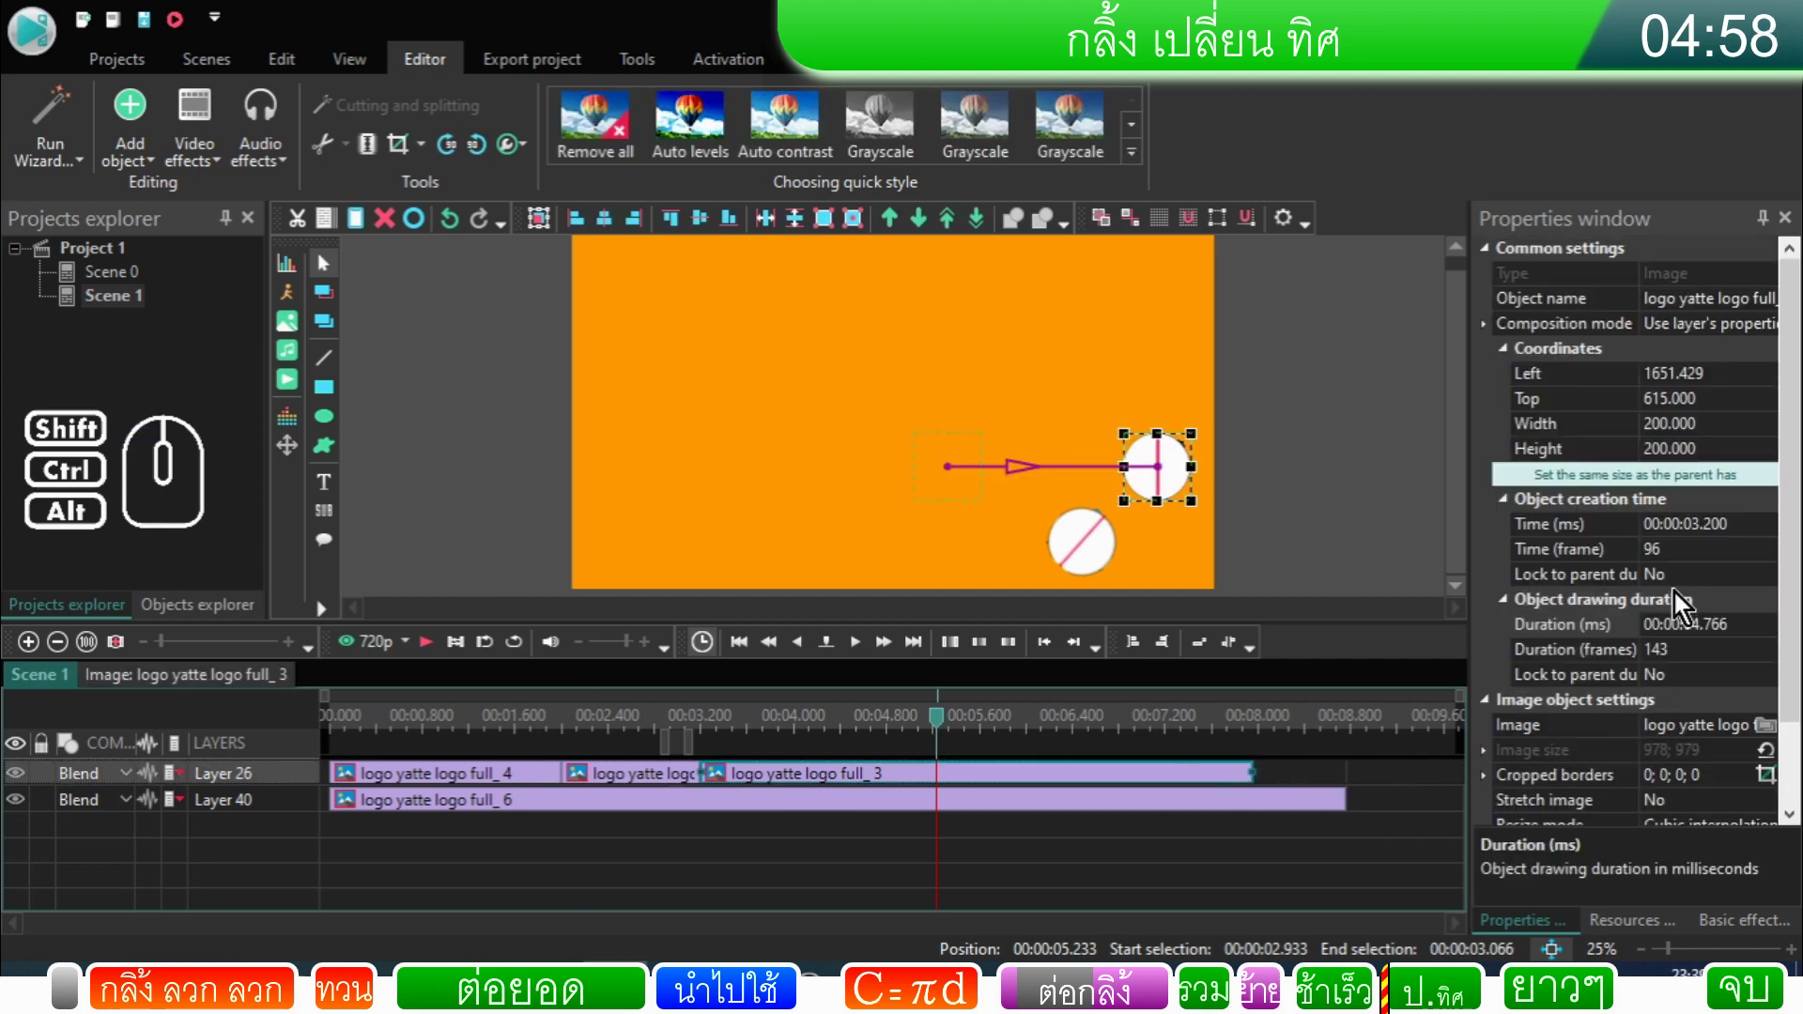
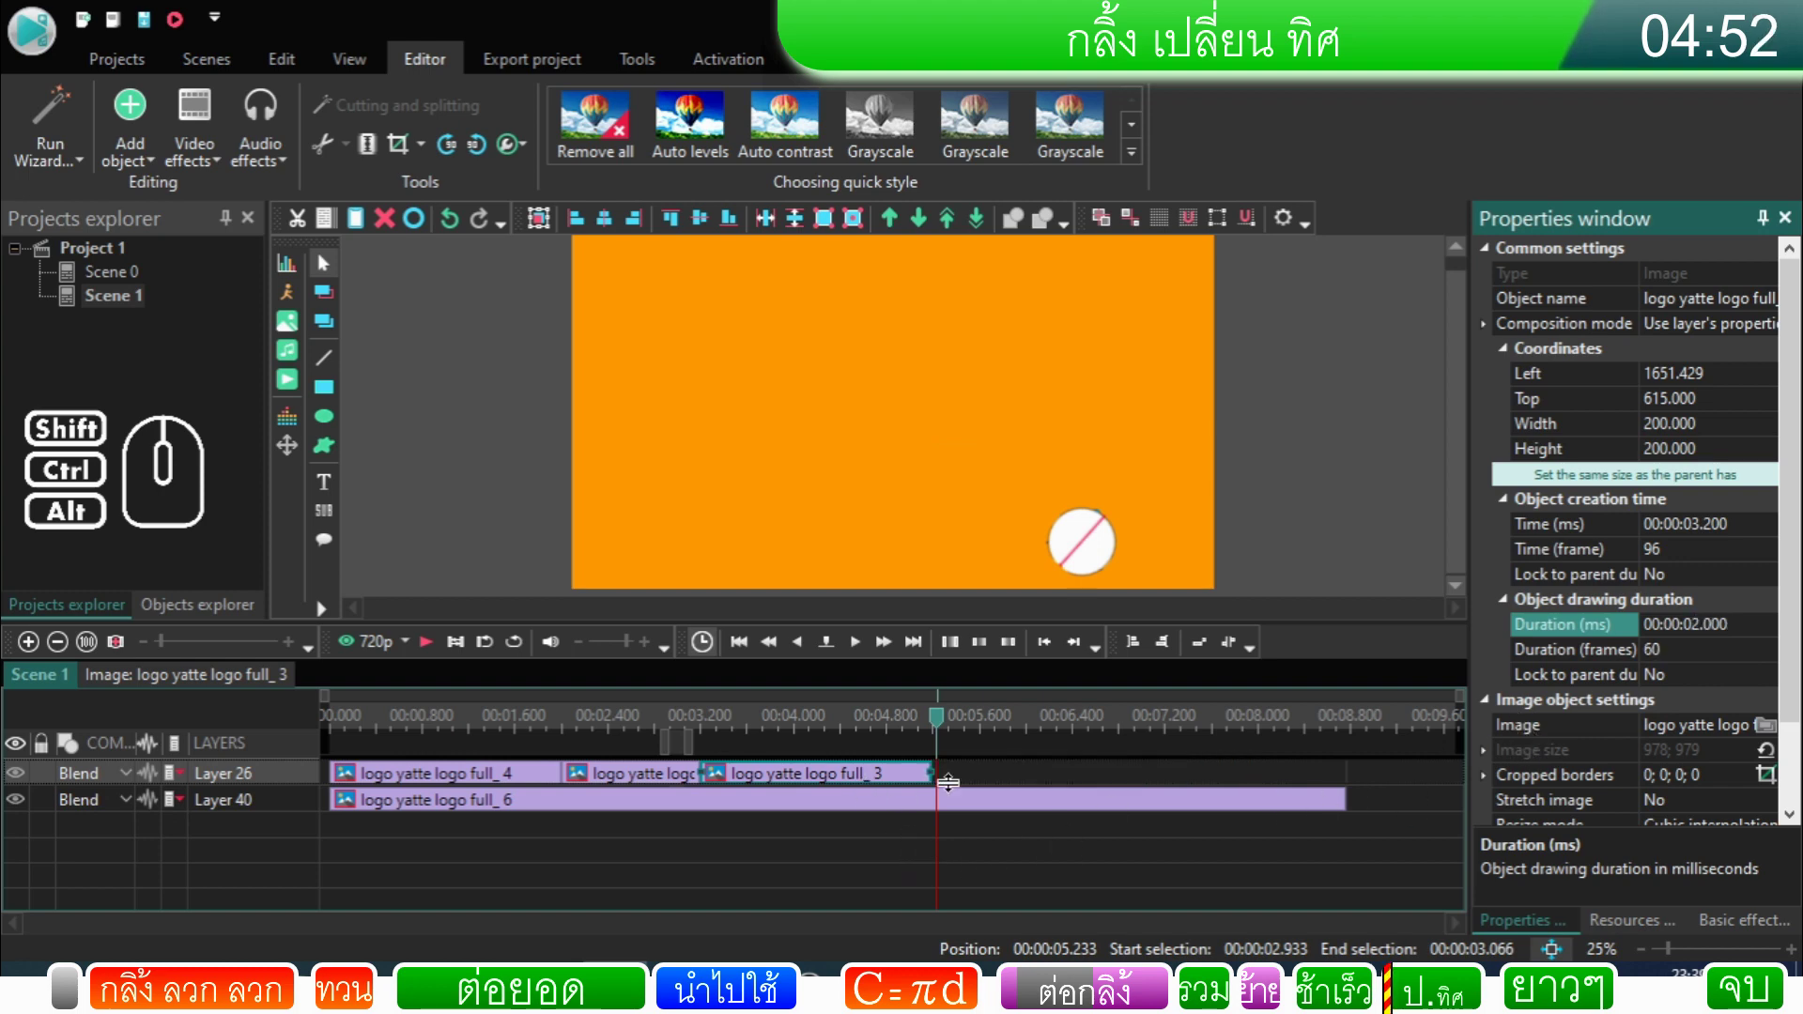
left_click(965, 789)
left_click_drag(945, 729, 680, 741)
left_click(435, 651)
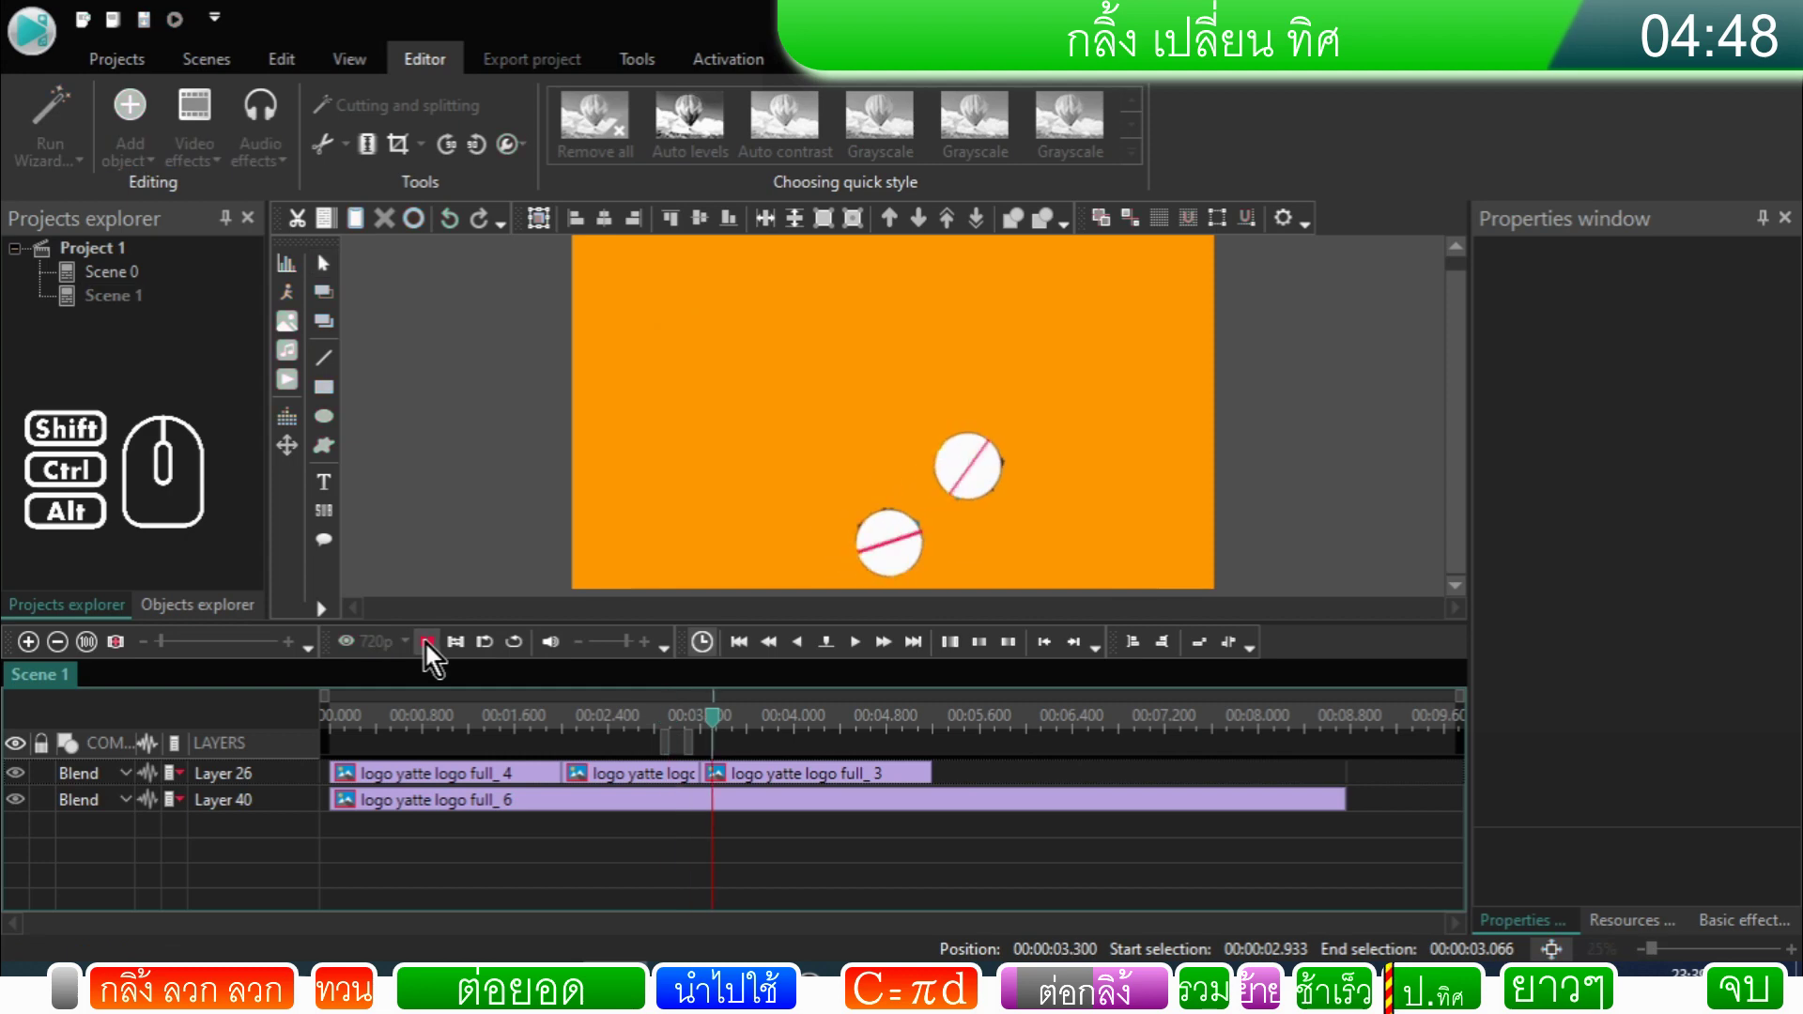
left_click(435, 651)
Step: Create a duplicate of logo full_3, named logo yatte logo full_7
left_click(909, 787)
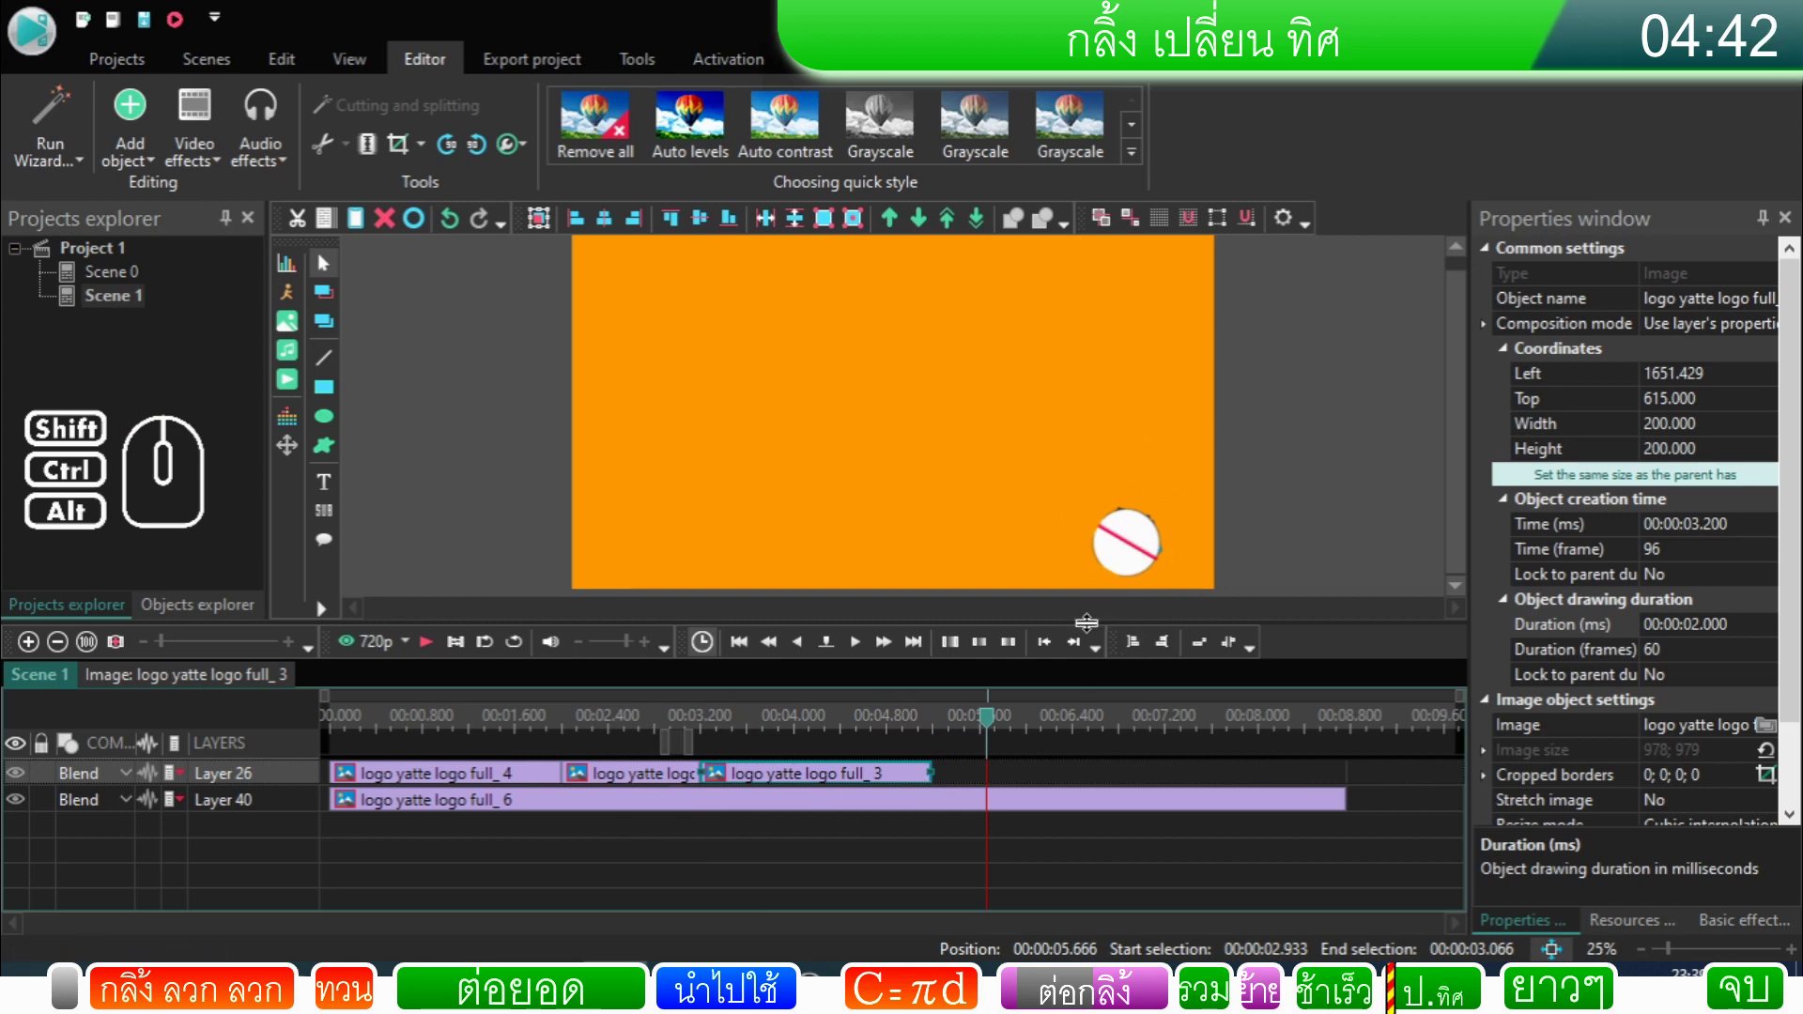
left_click(876, 787)
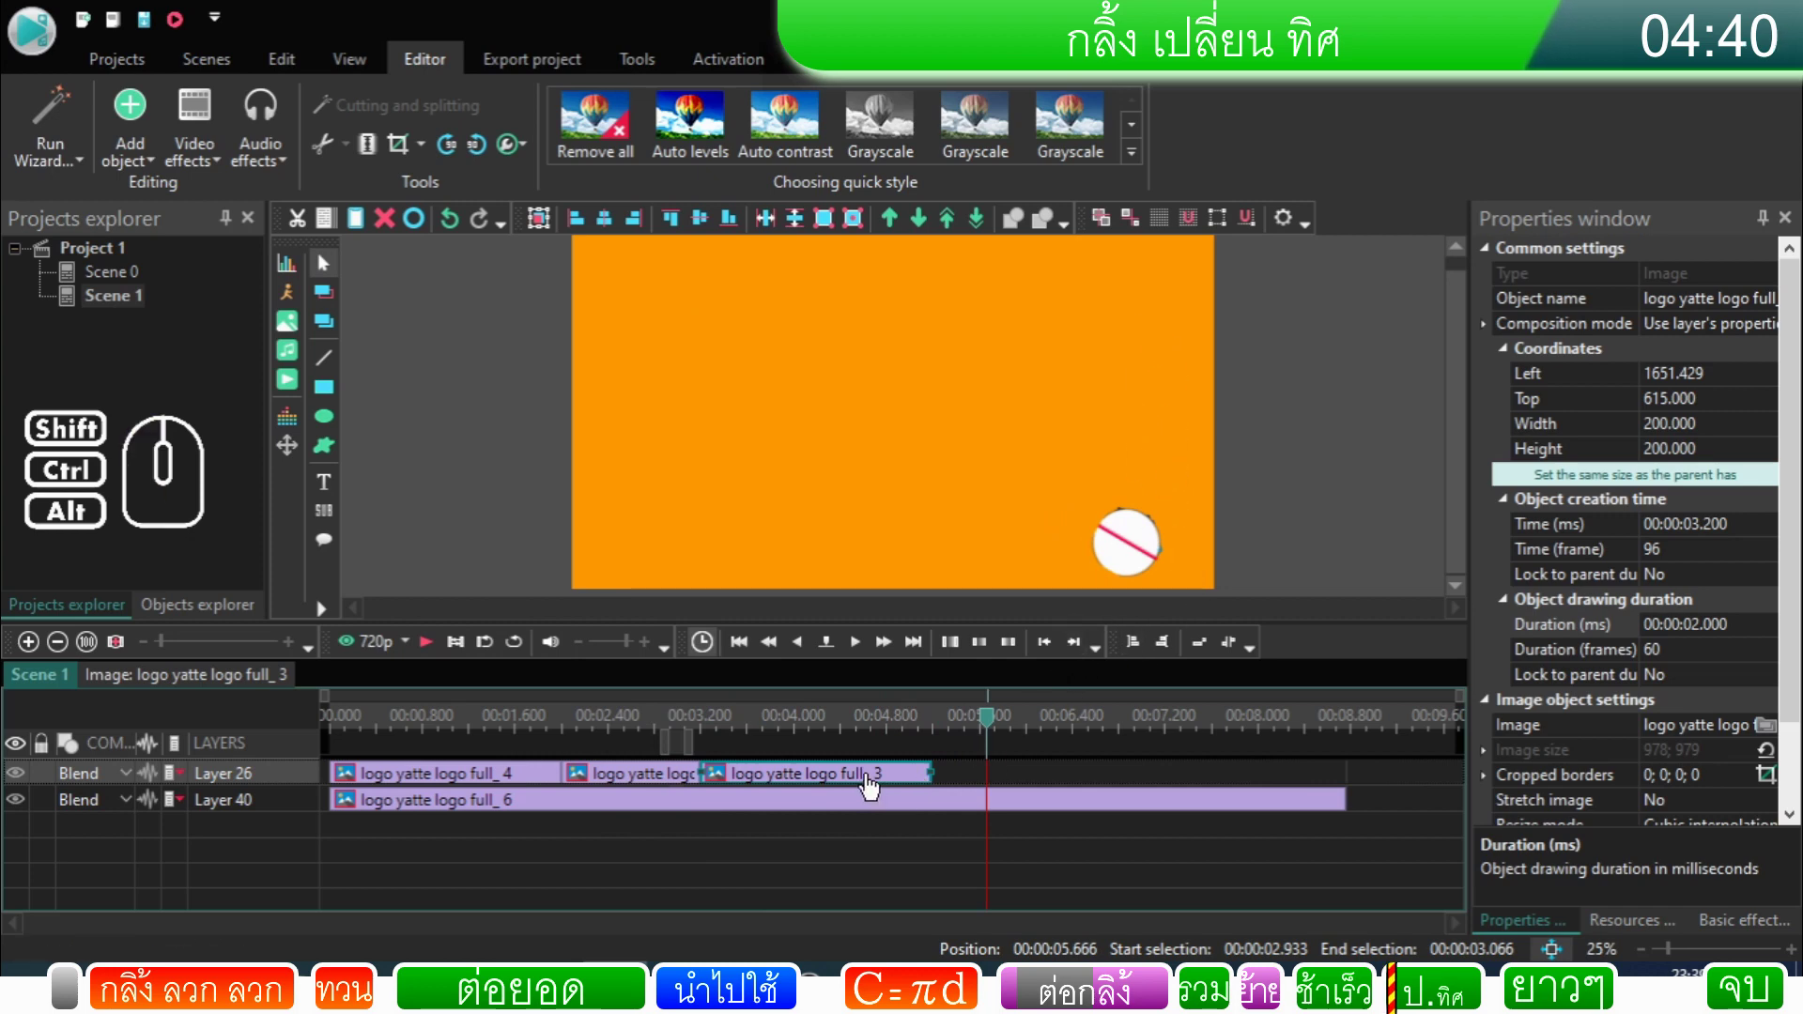
left_click(957, 778)
left_click(918, 780)
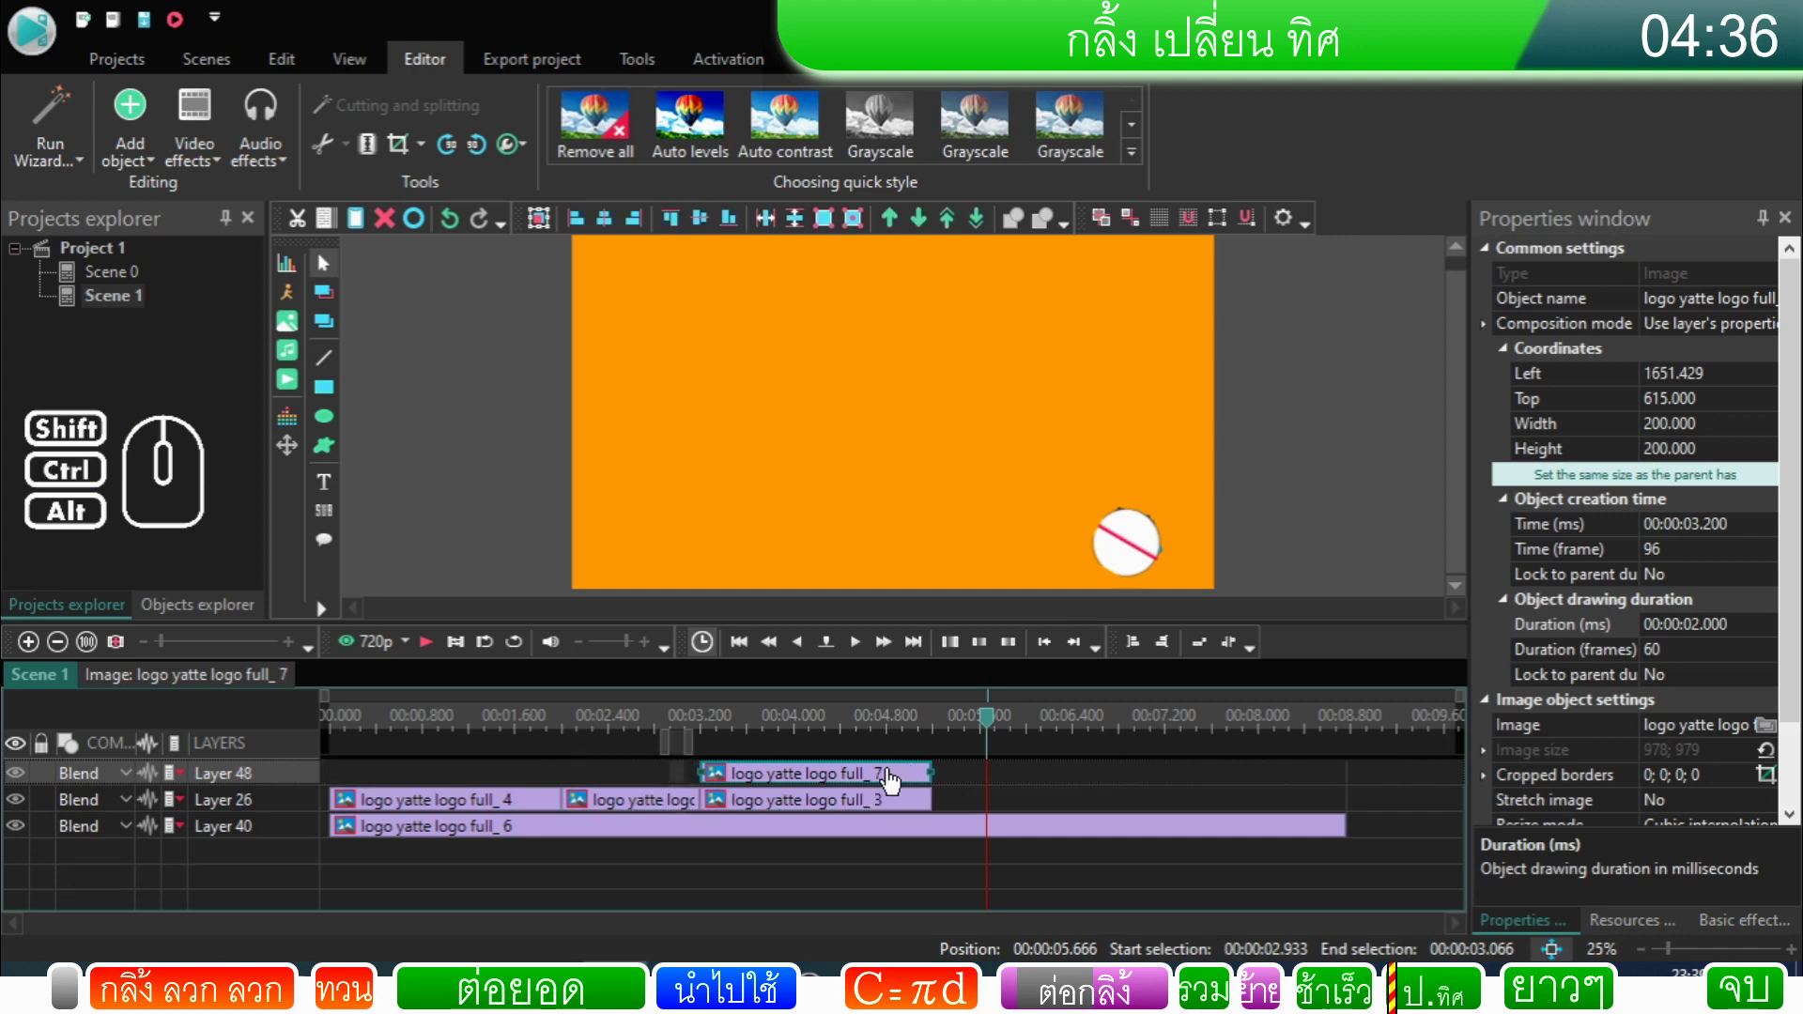
Step: Drop logo full_7 onto Layer 26 after full_3 at 5.2 s and open its contents
left_click_drag(892, 780, 1081, 798)
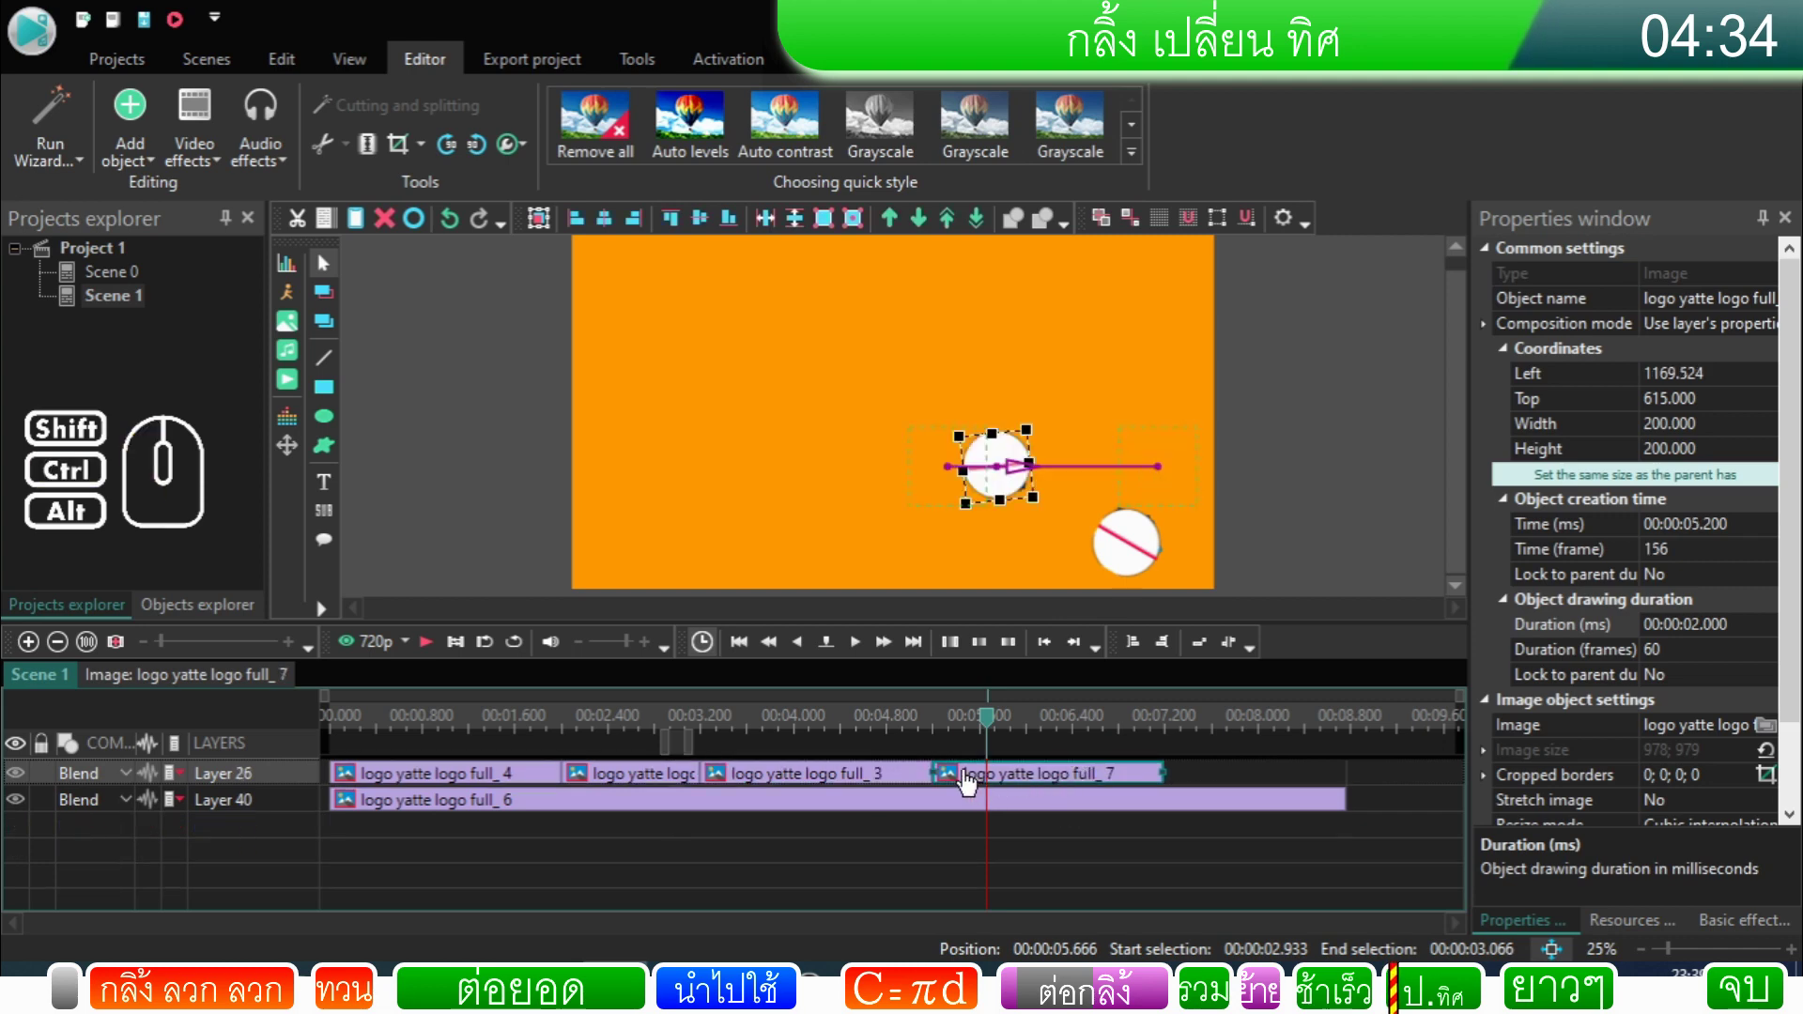
left_click(971, 781)
double_click(971, 781)
Step: Zero the start and end point coordinates of logo_7's Movement path
left_click(340, 780)
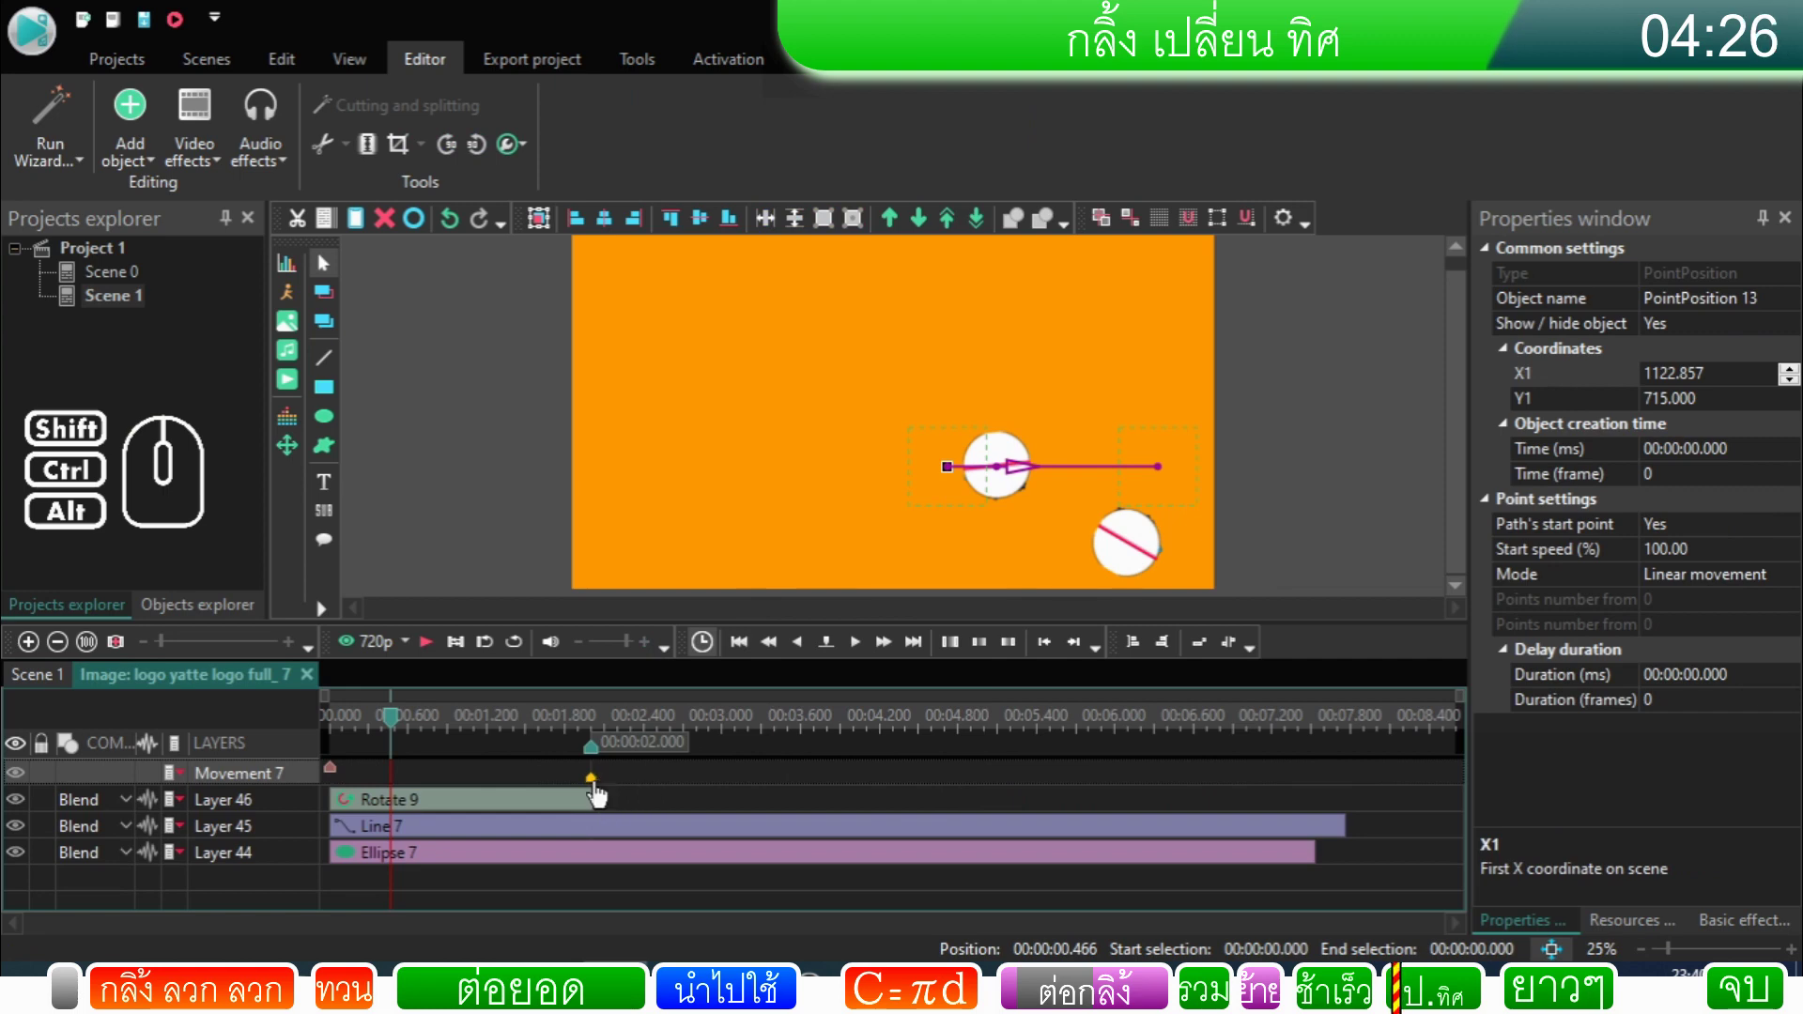
left_click(602, 790)
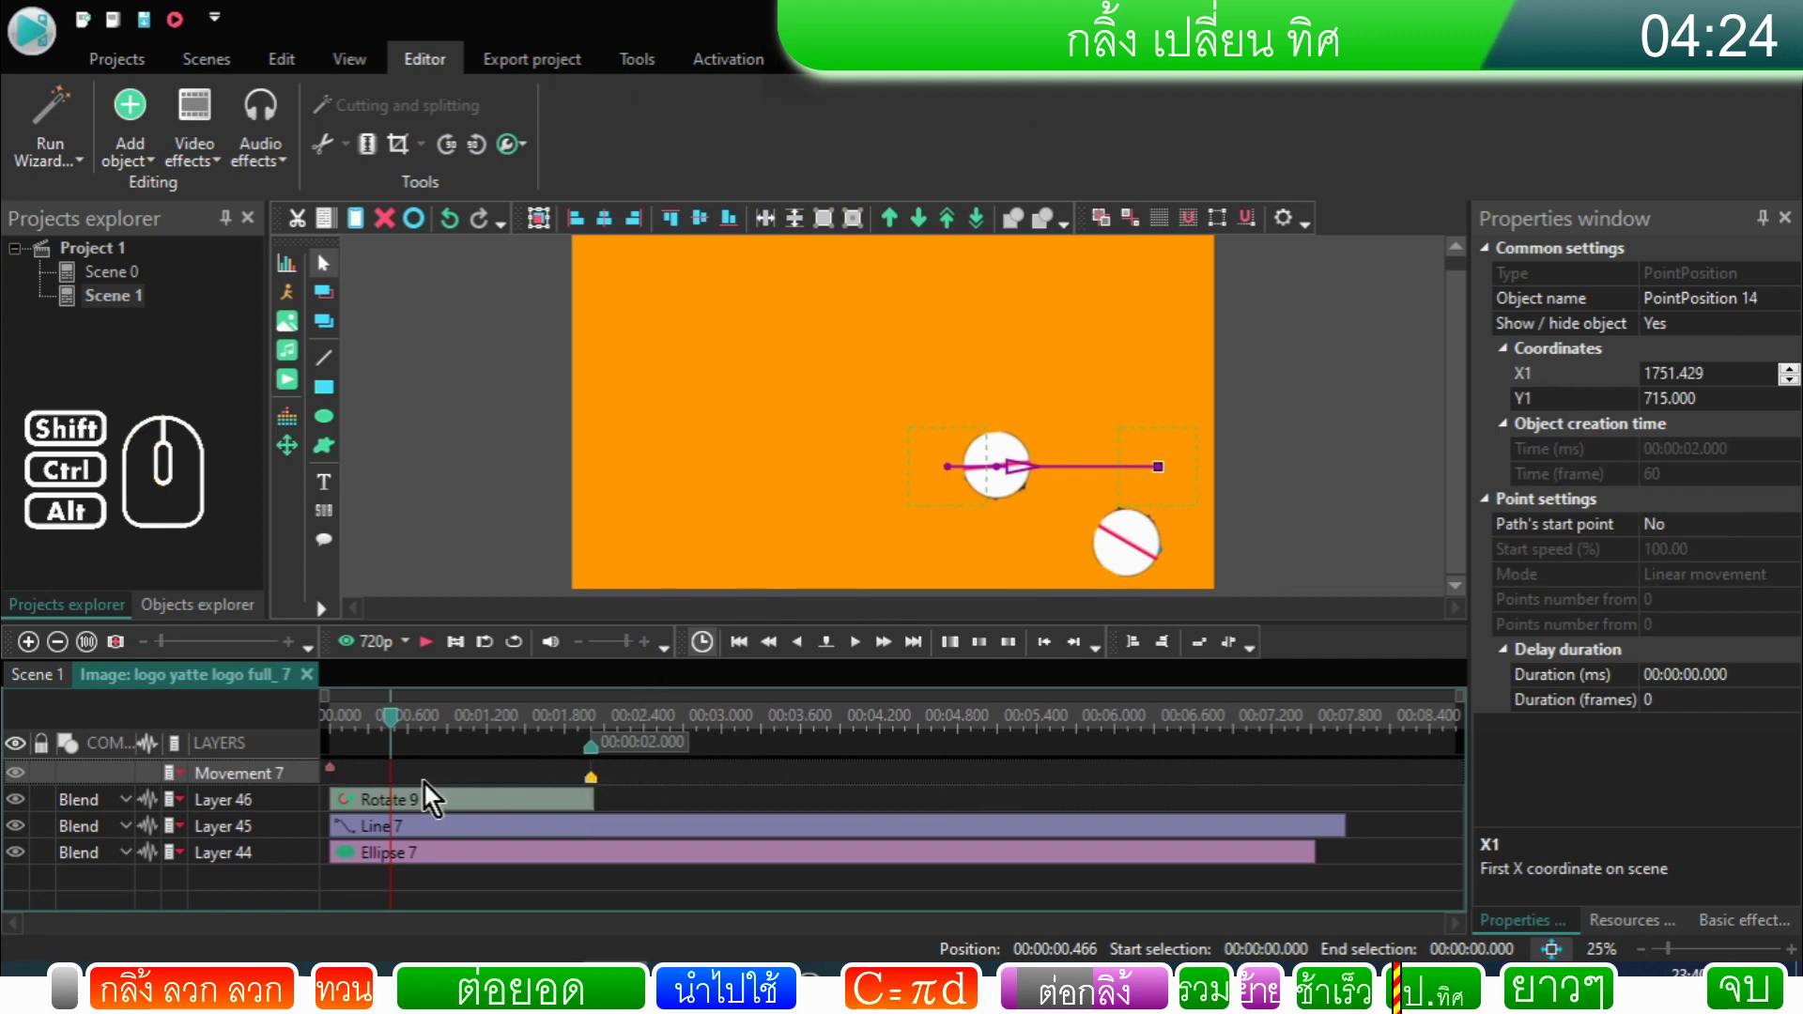
left_click(340, 781)
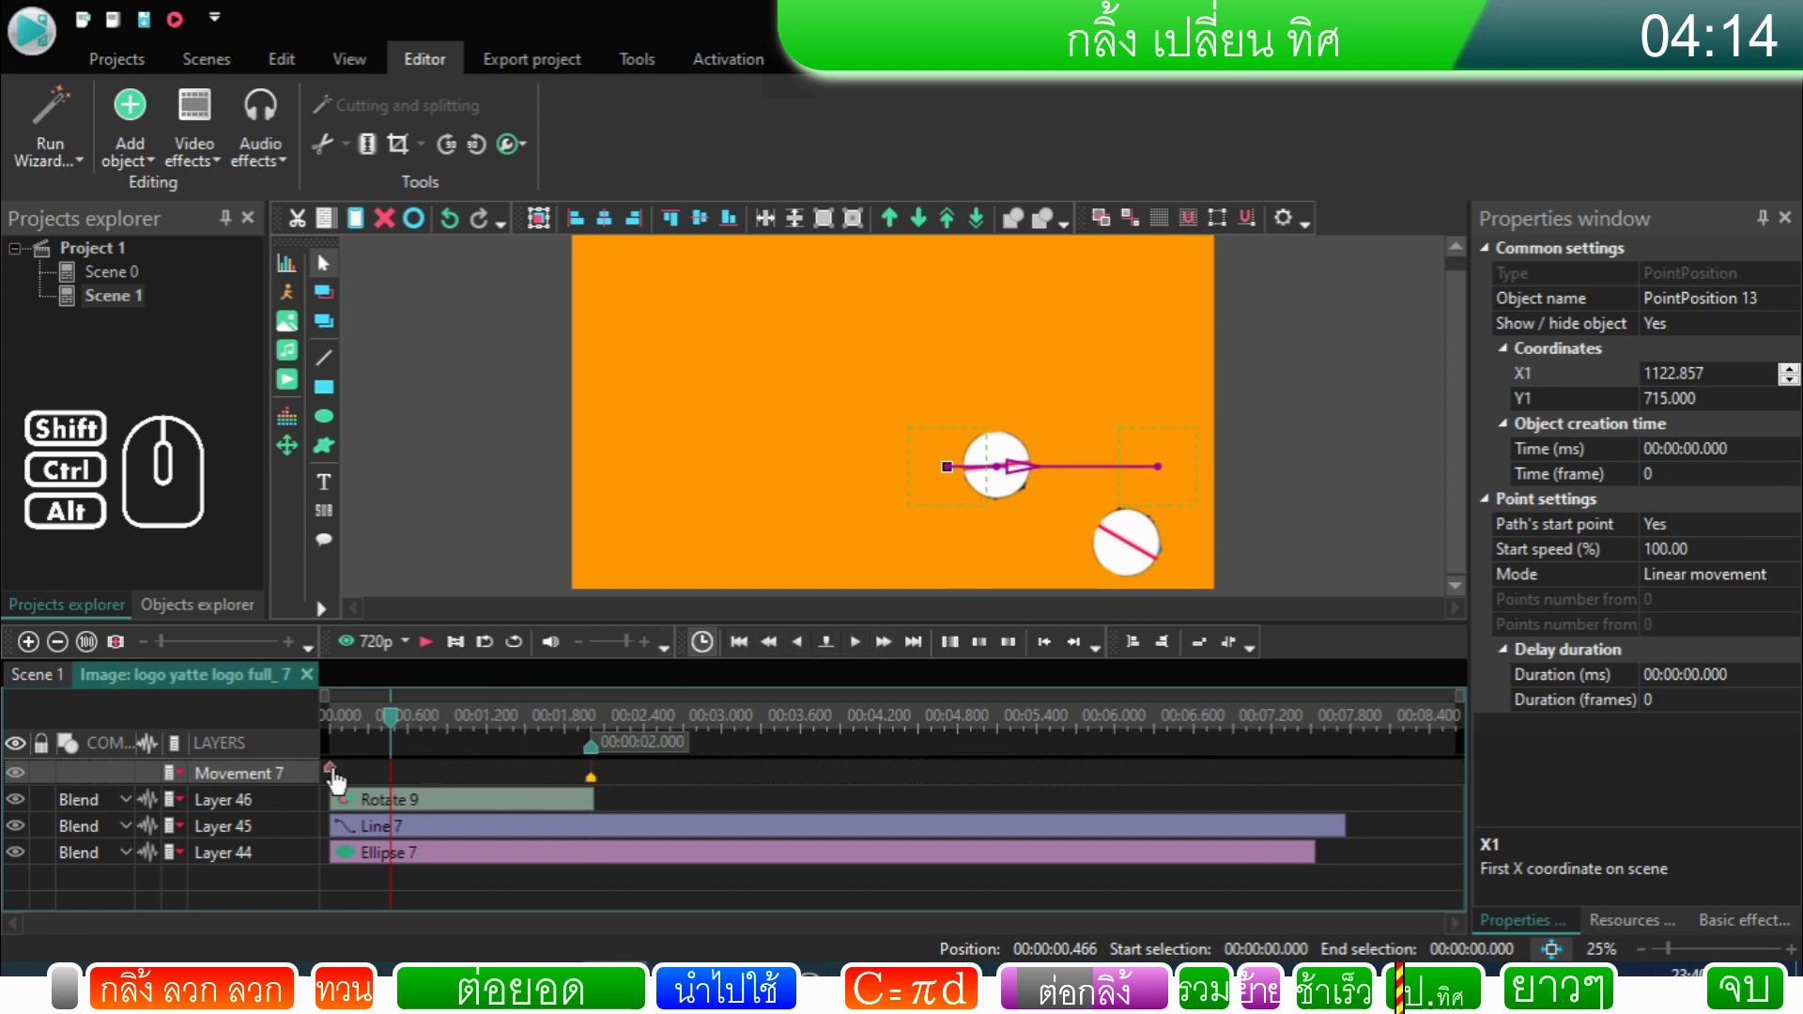
left_click(343, 781)
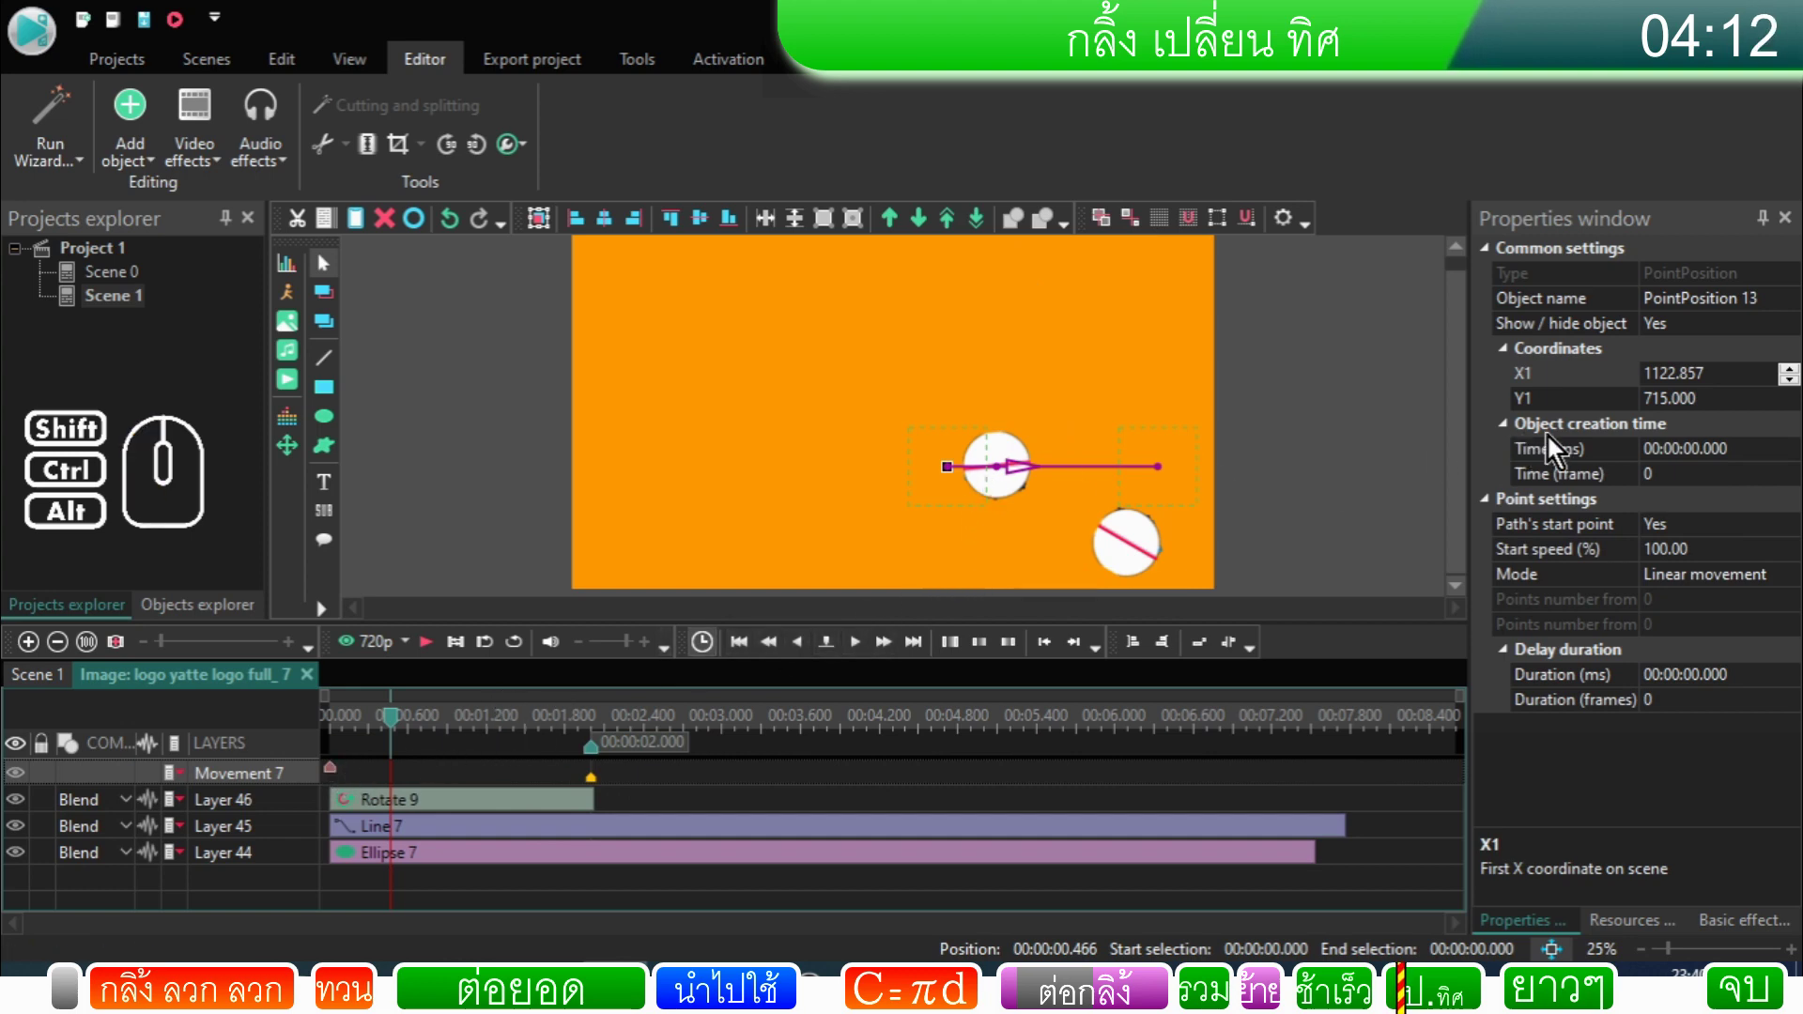
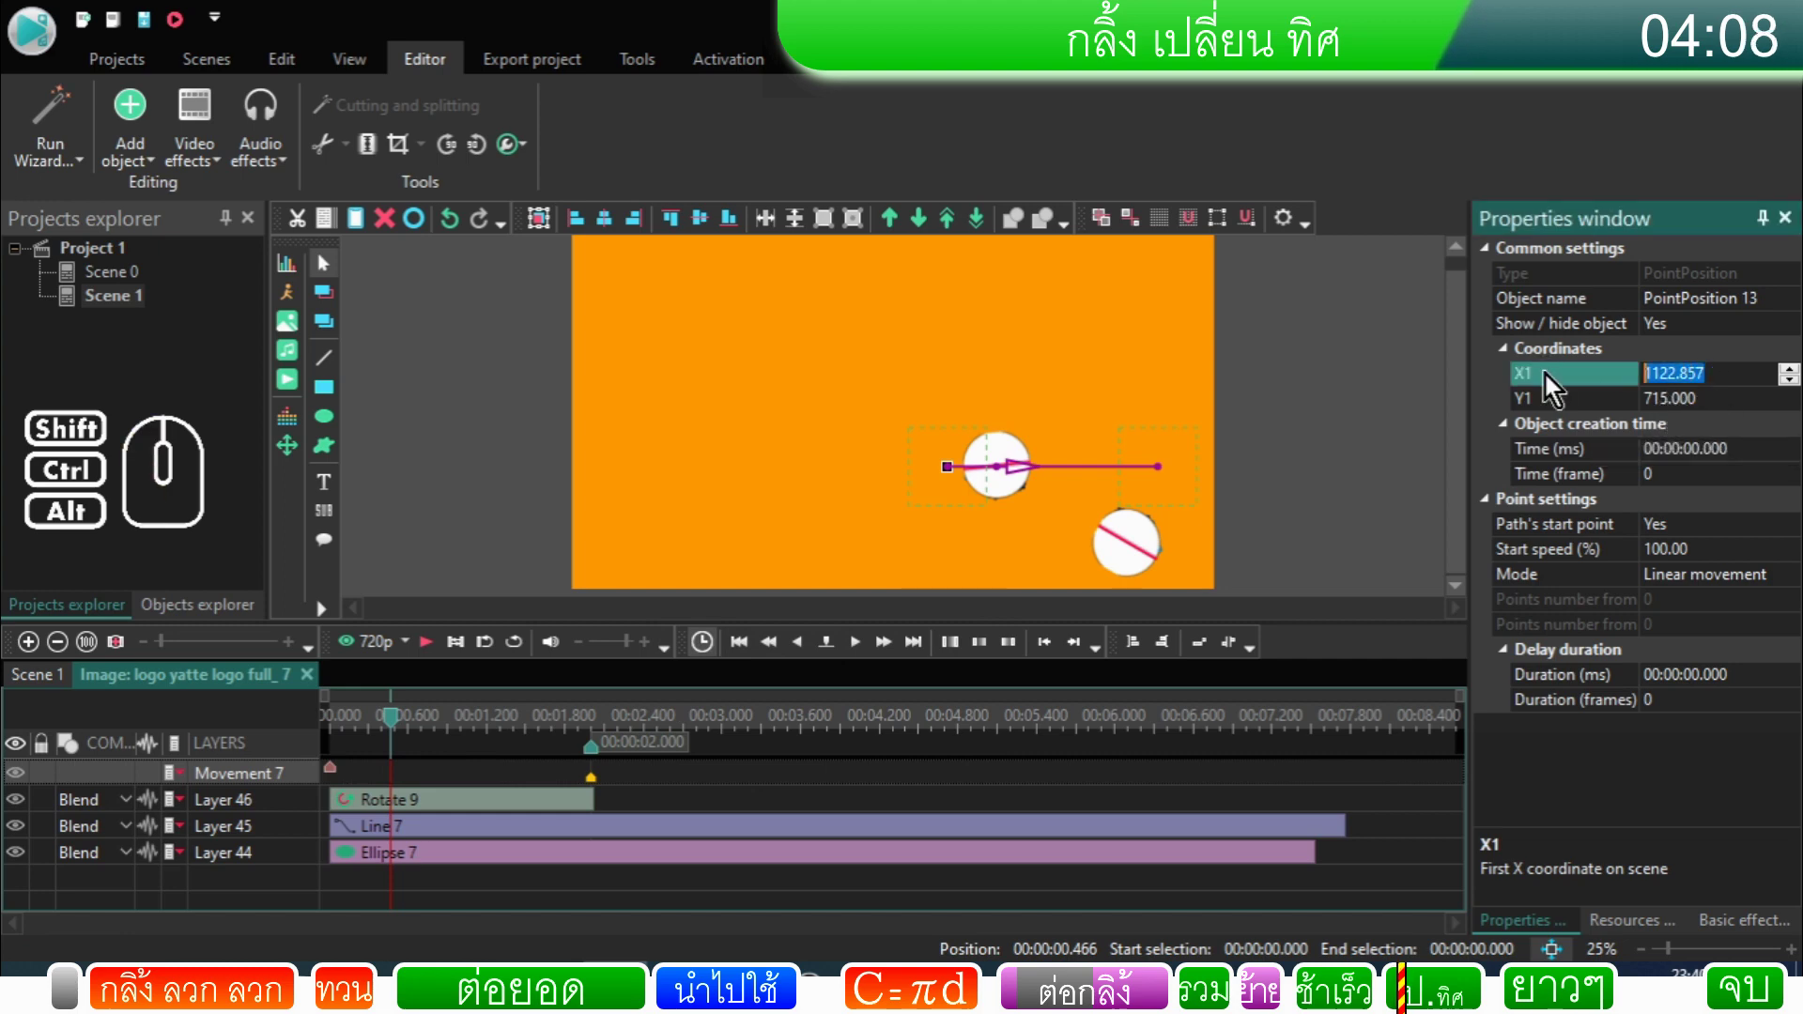
left_click_drag(1720, 415, 1572, 410)
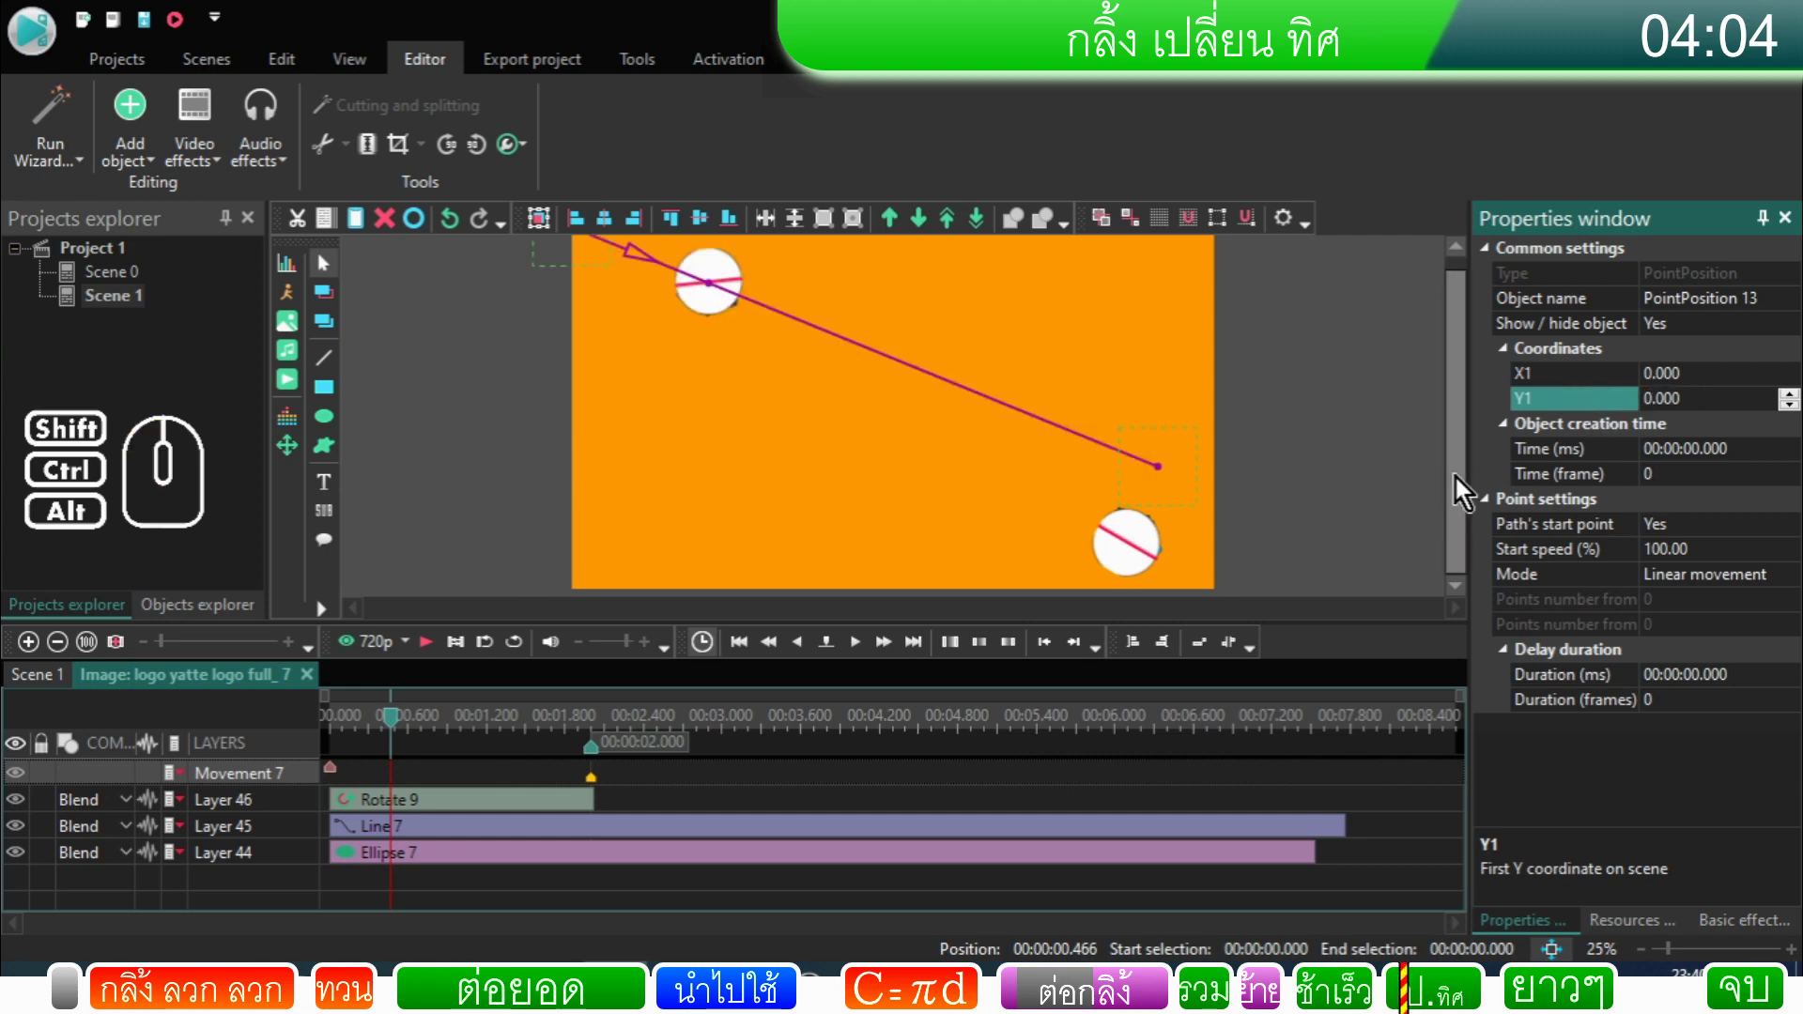
left_click_drag(1457, 478, 1389, 409)
left_click(602, 793)
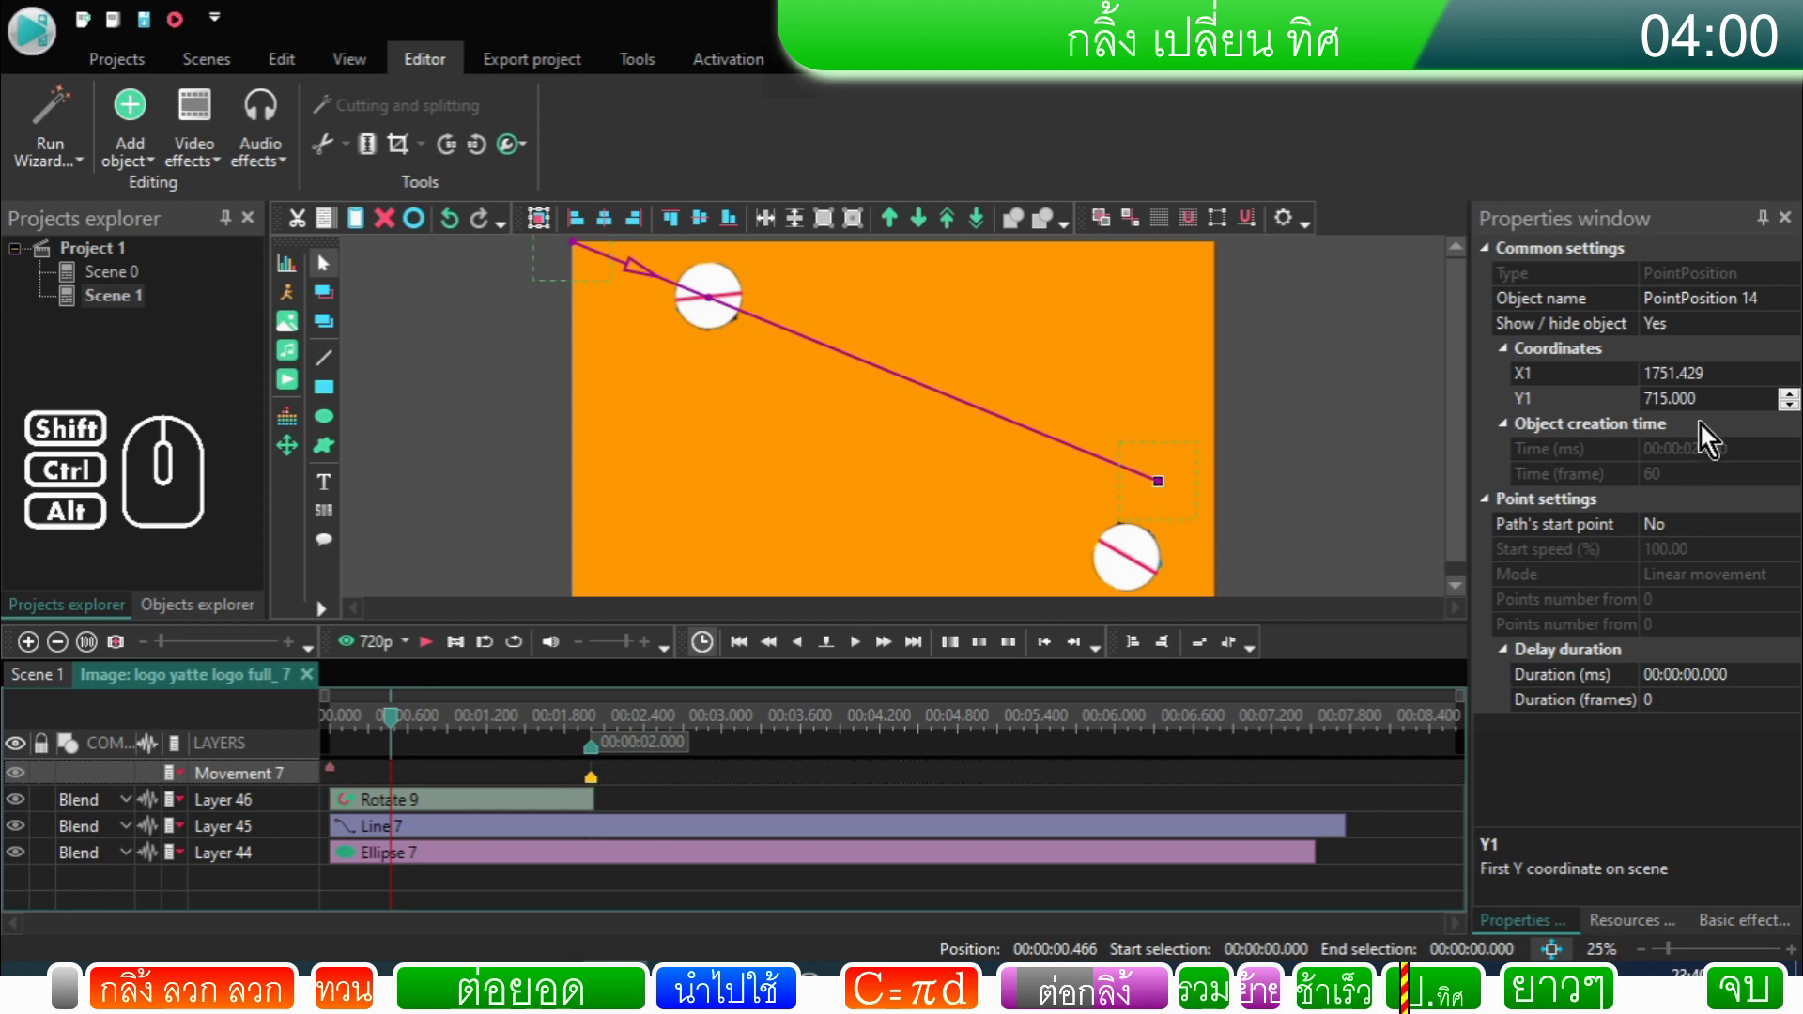
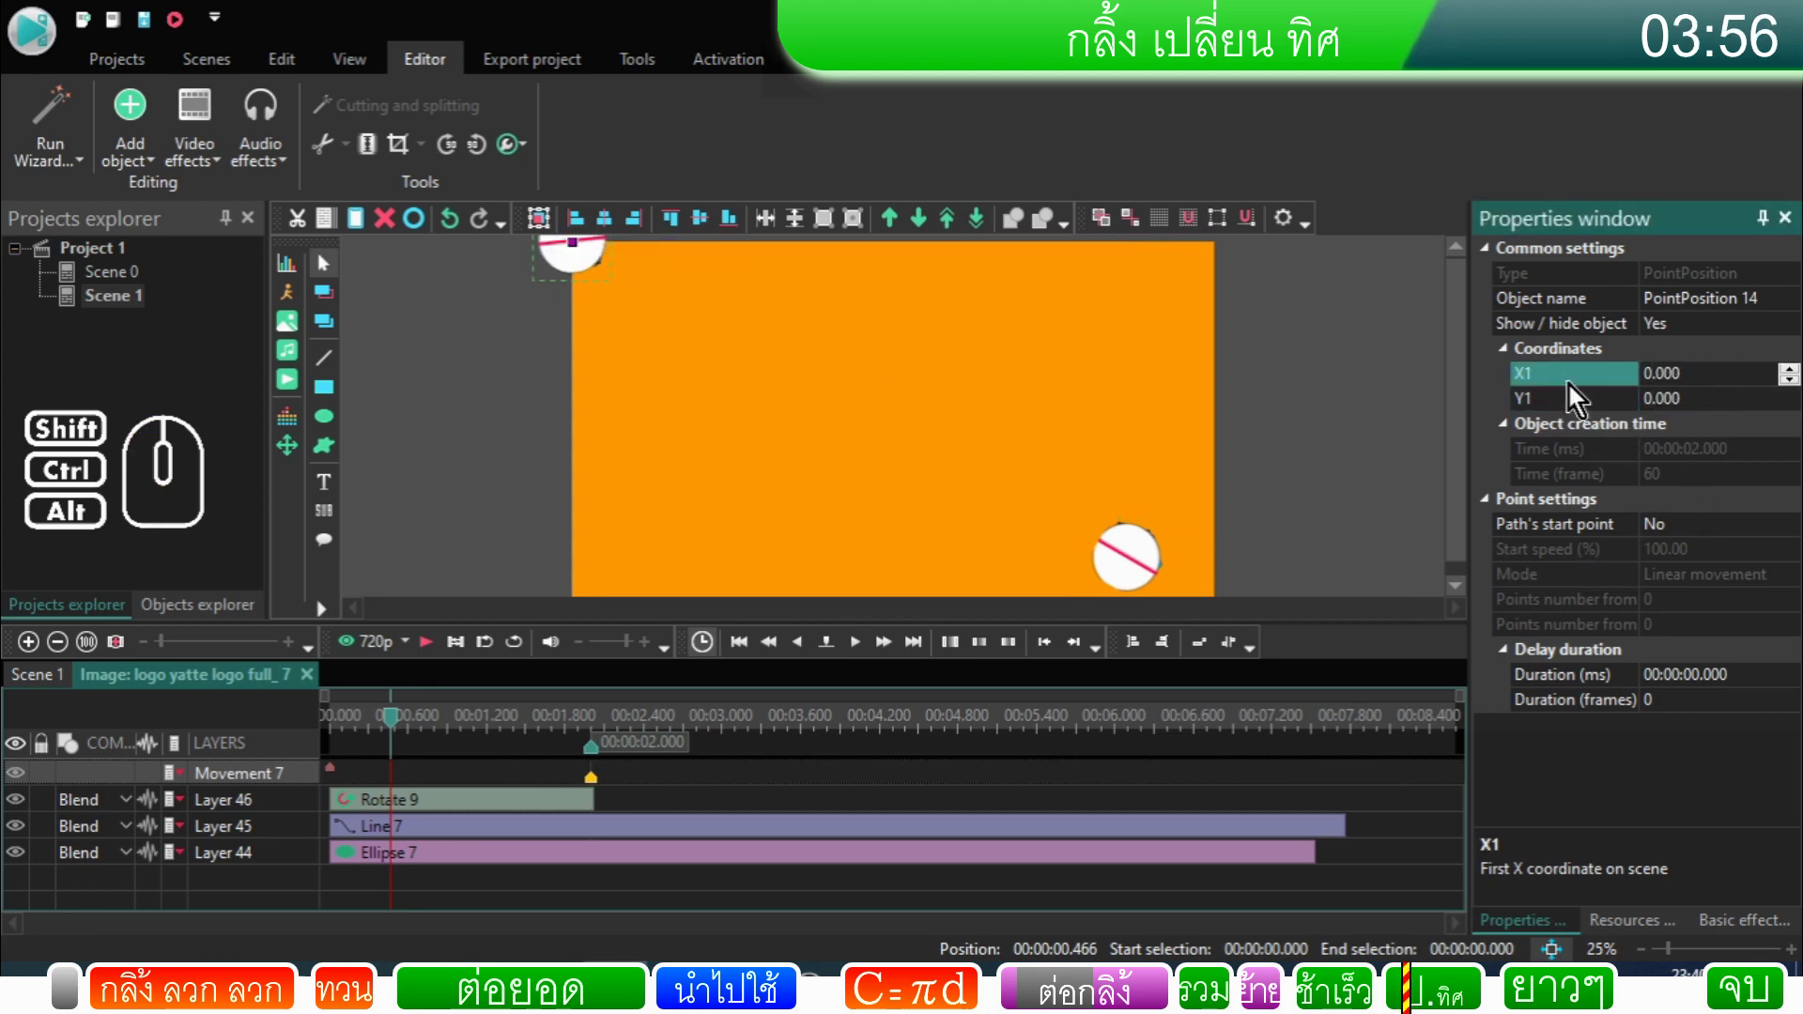
left_click_drag(1466, 431, 1277, 318)
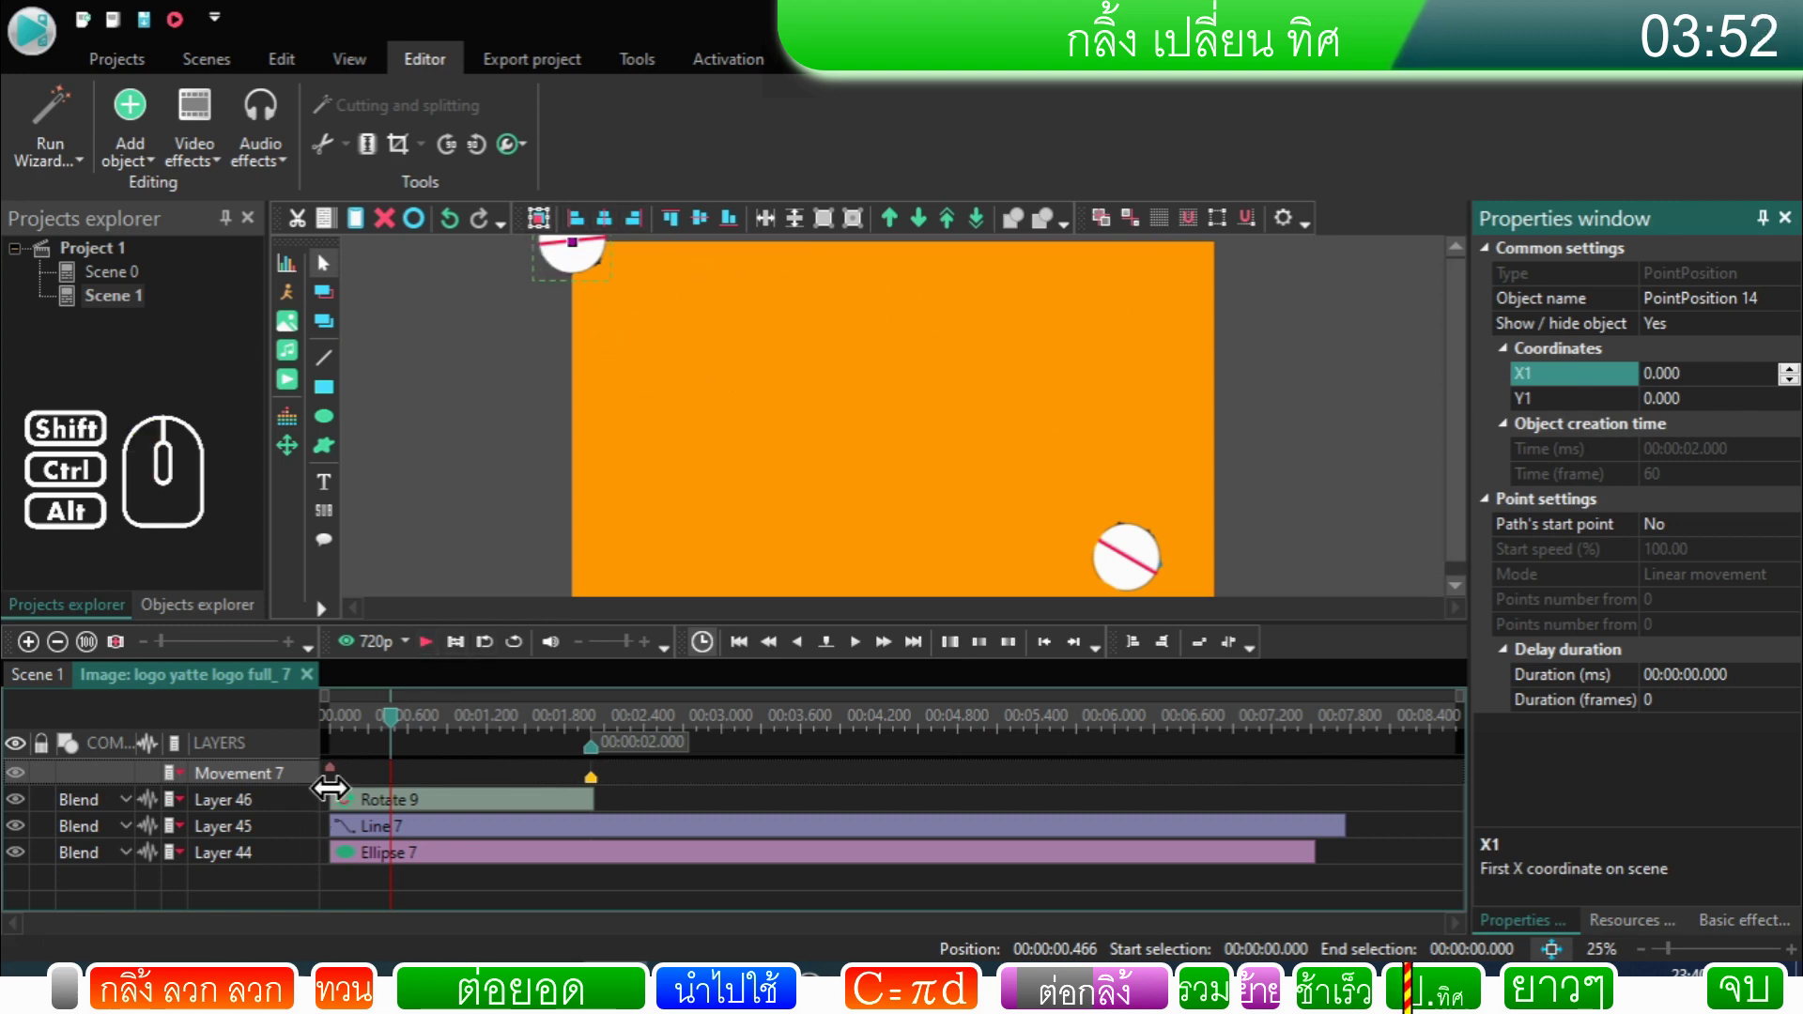
Step: Set the movement's PointPosition Y1 to -628.570 so the logo travels upward
left_click(341, 775)
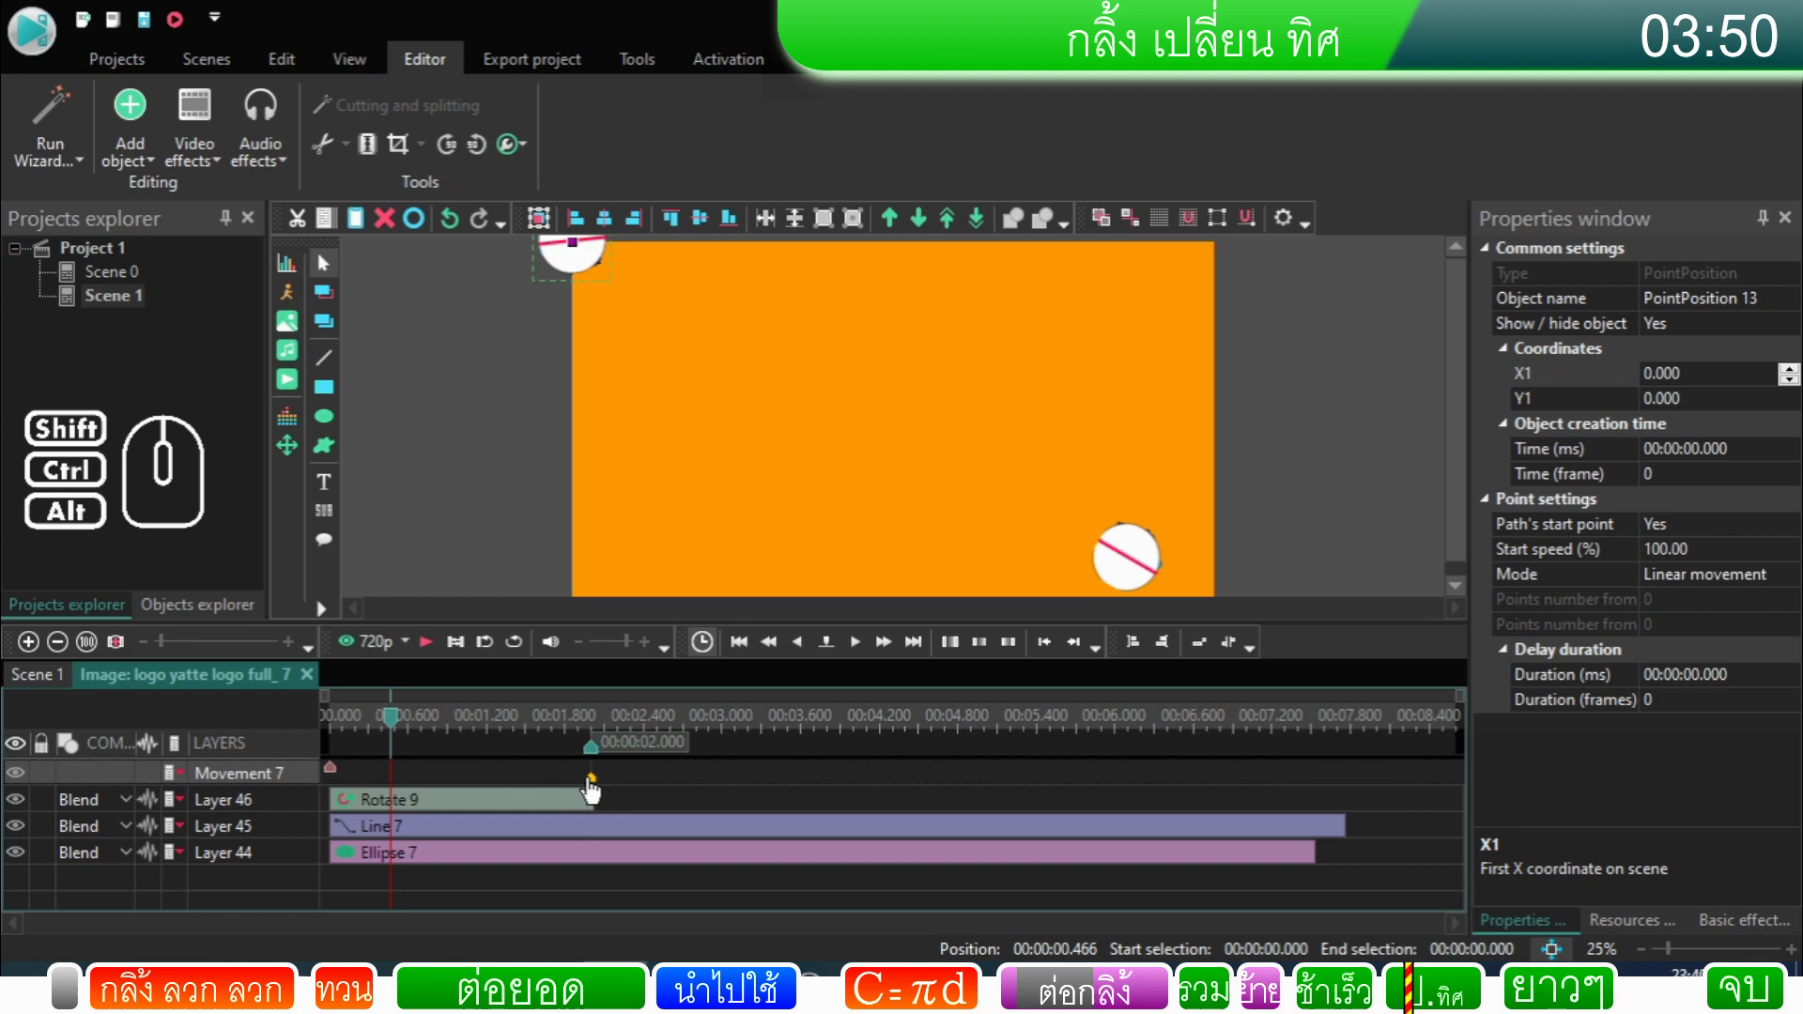
left_click(599, 787)
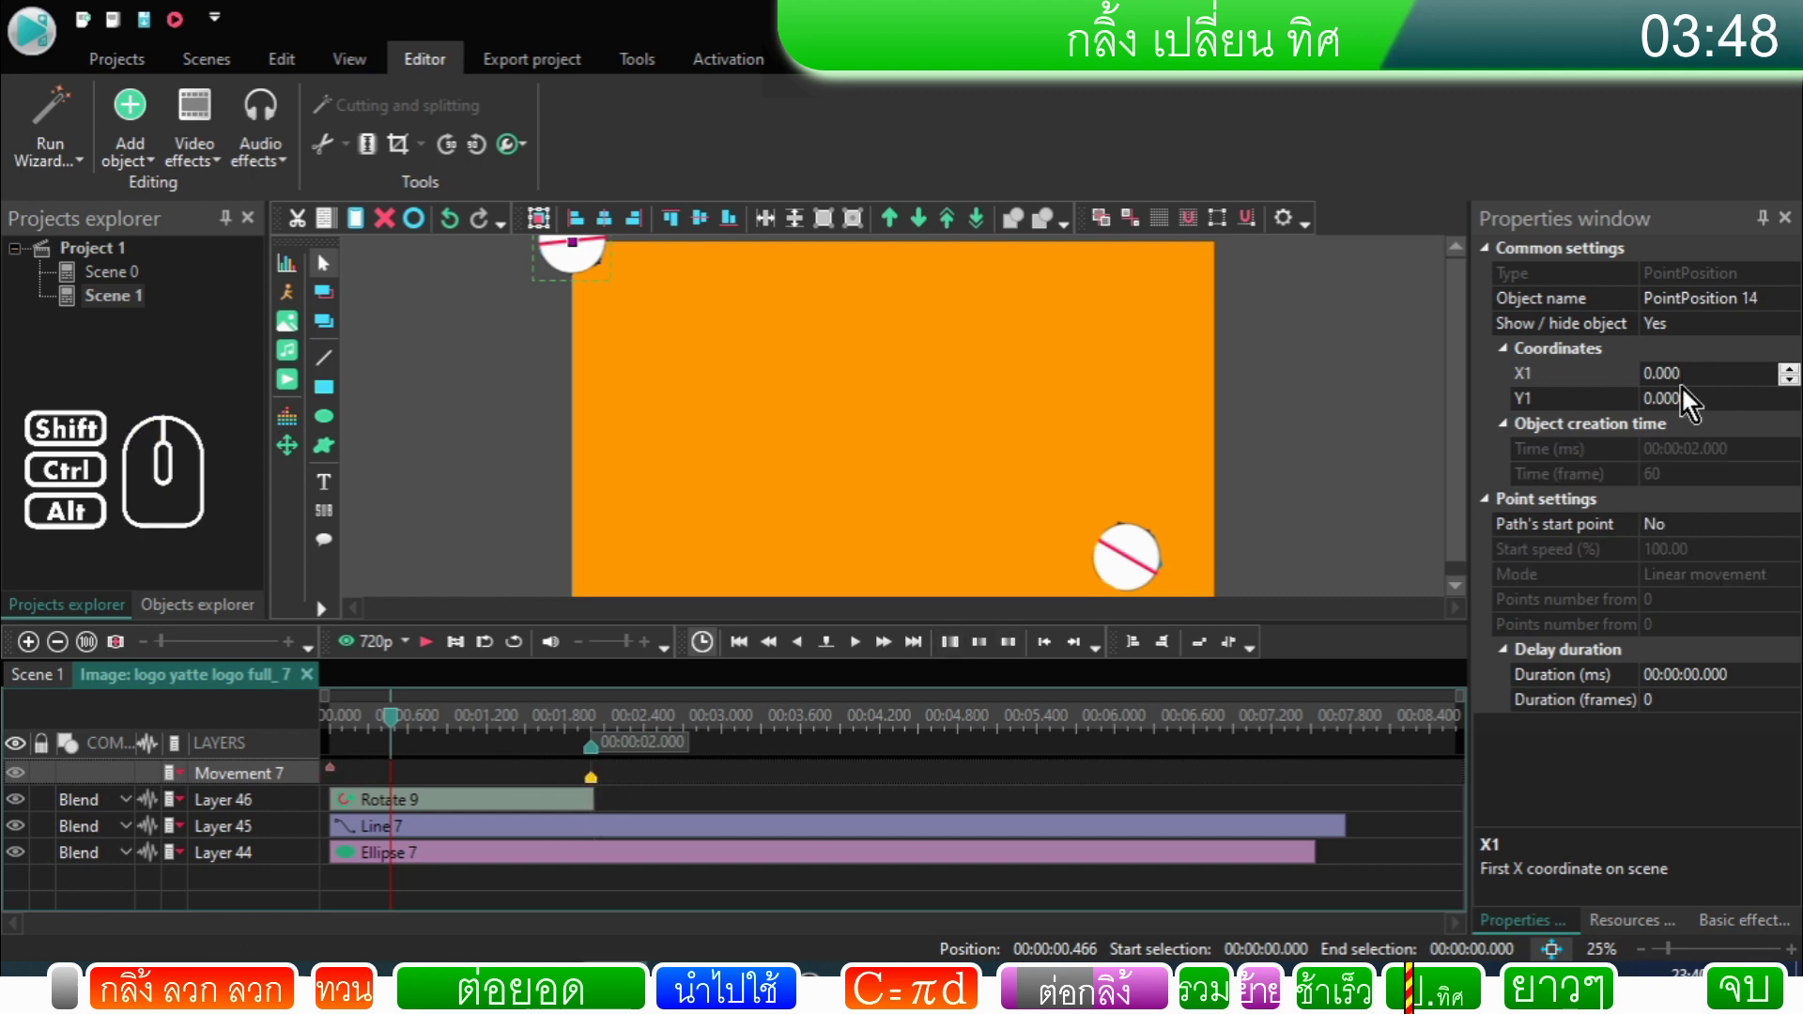
left_click(1706, 407)
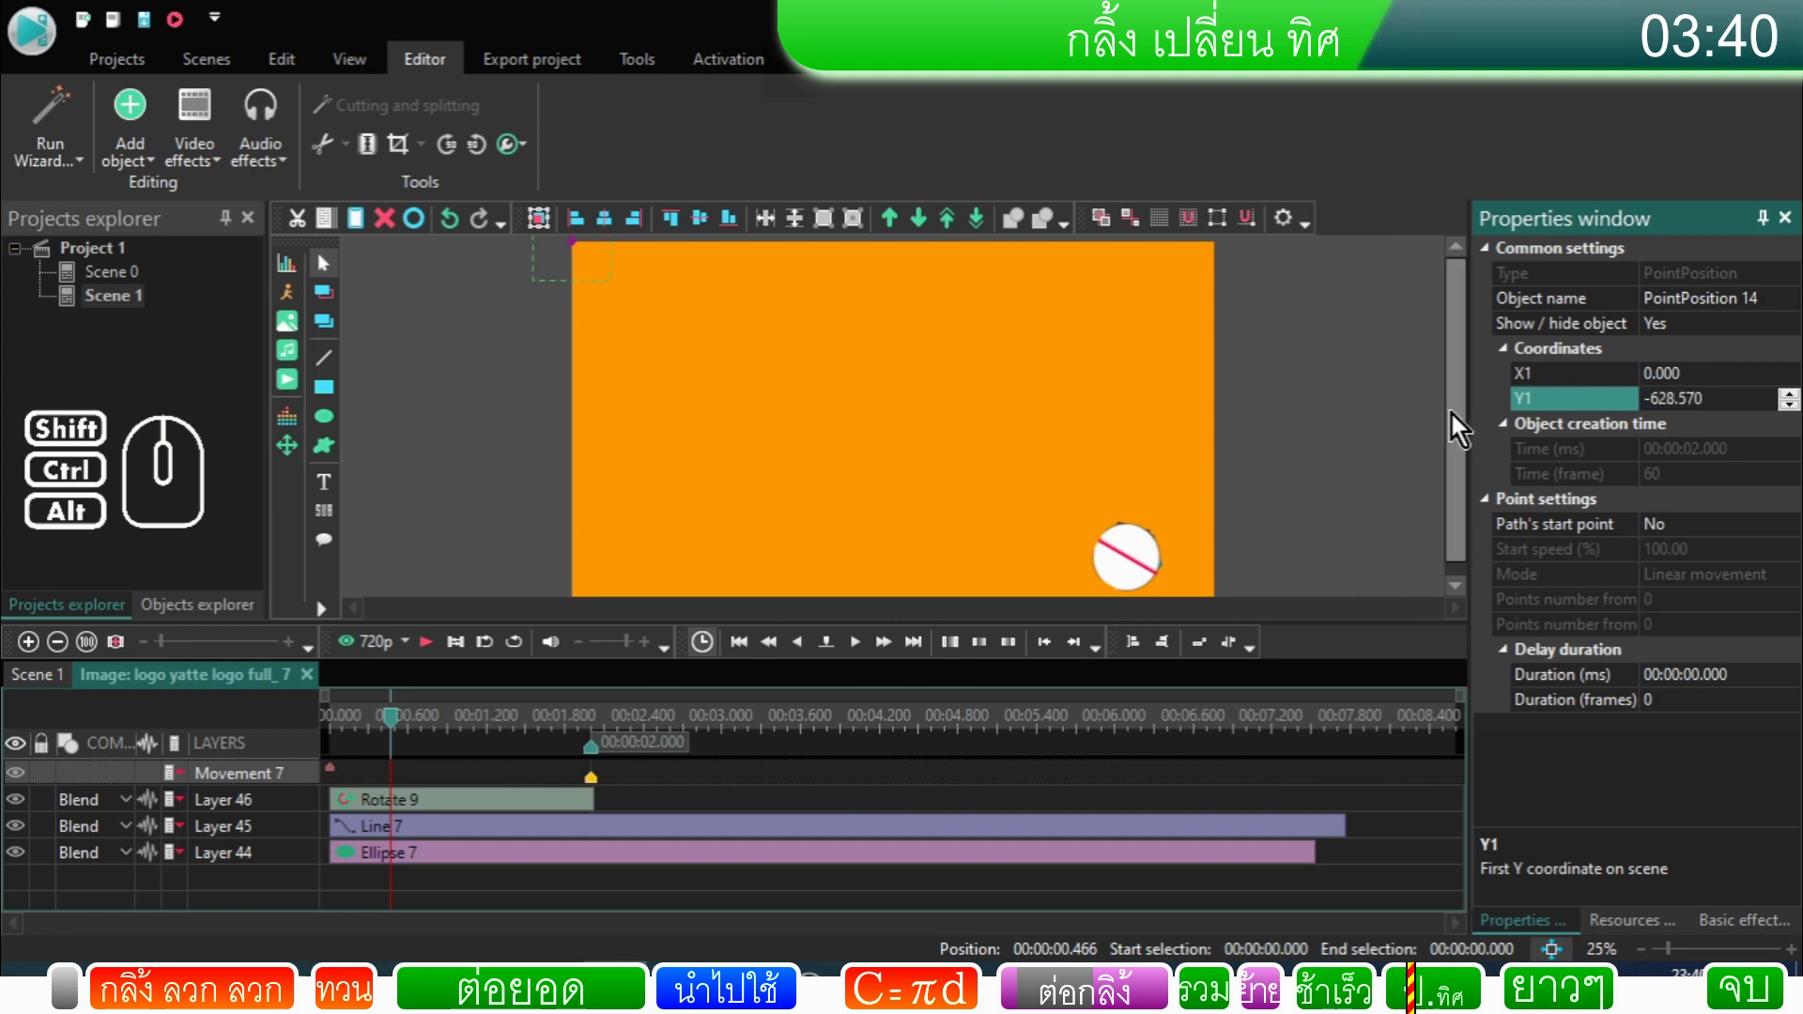
left_click_drag(1452, 422, 1424, 338)
left_click(1218, 407)
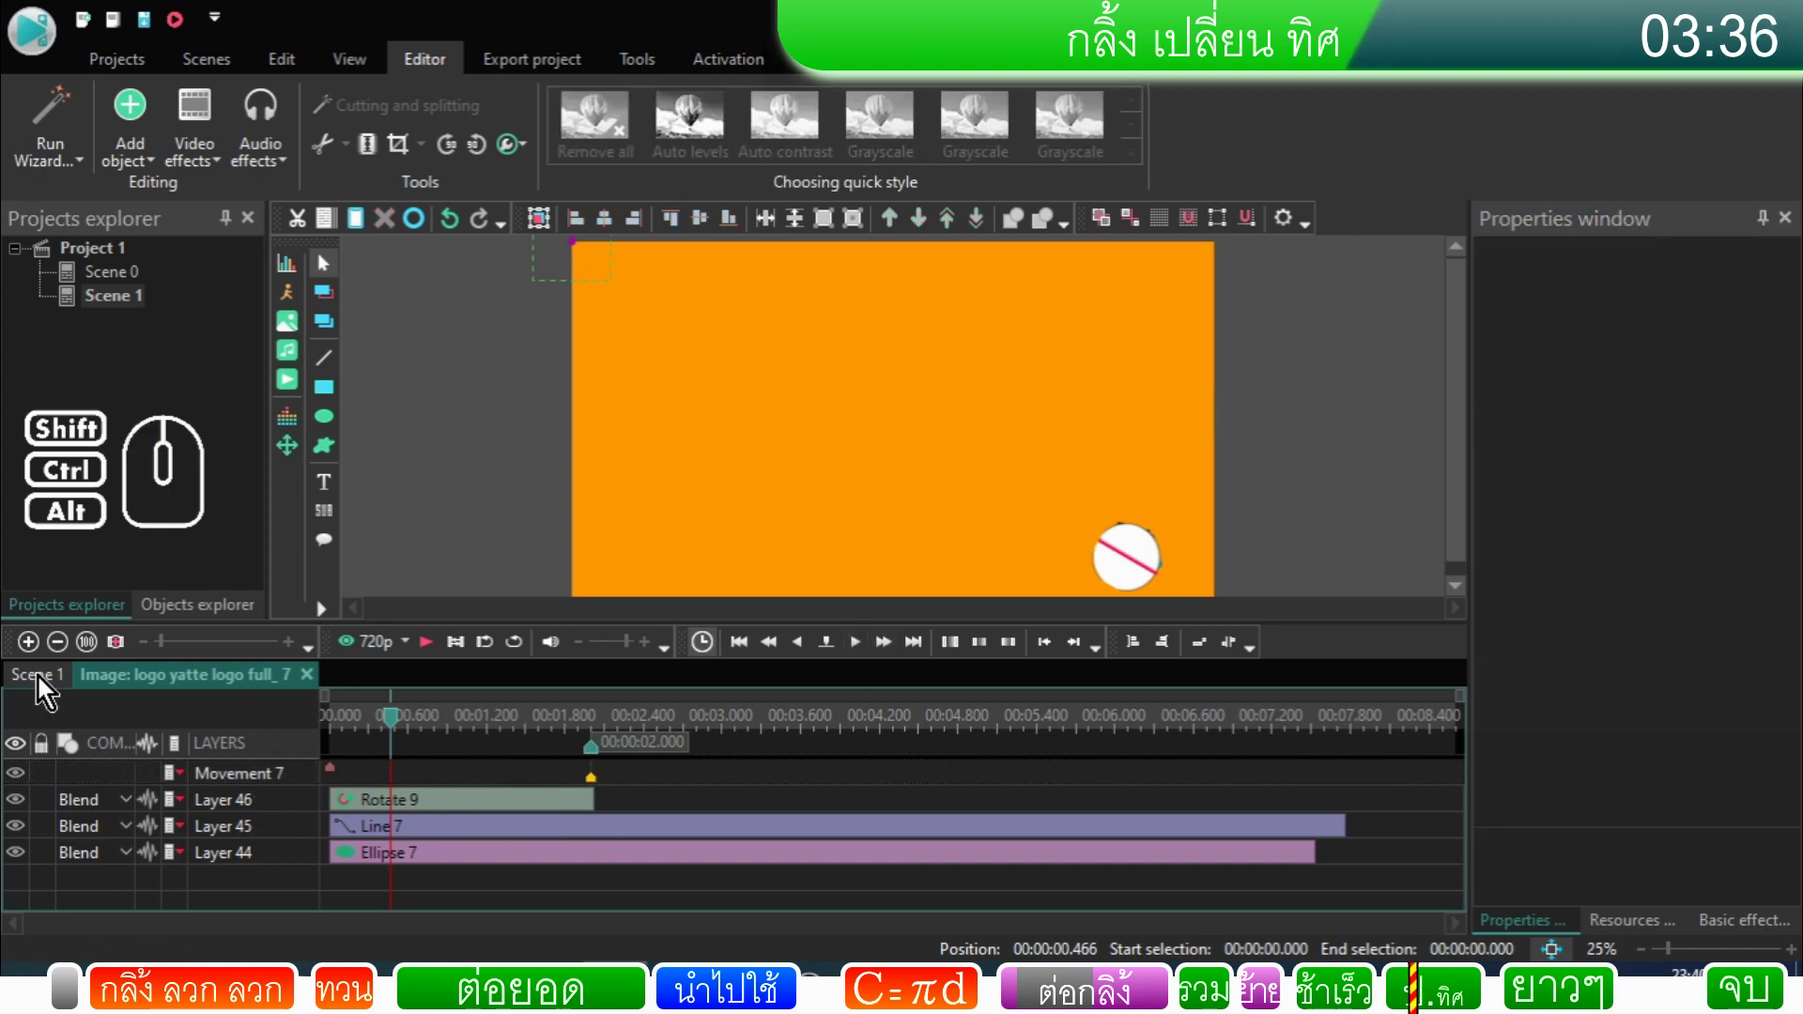
Step: Adjust logo_7's position values, fit the scene in view and slide the clip slightly later
left_click(47, 685)
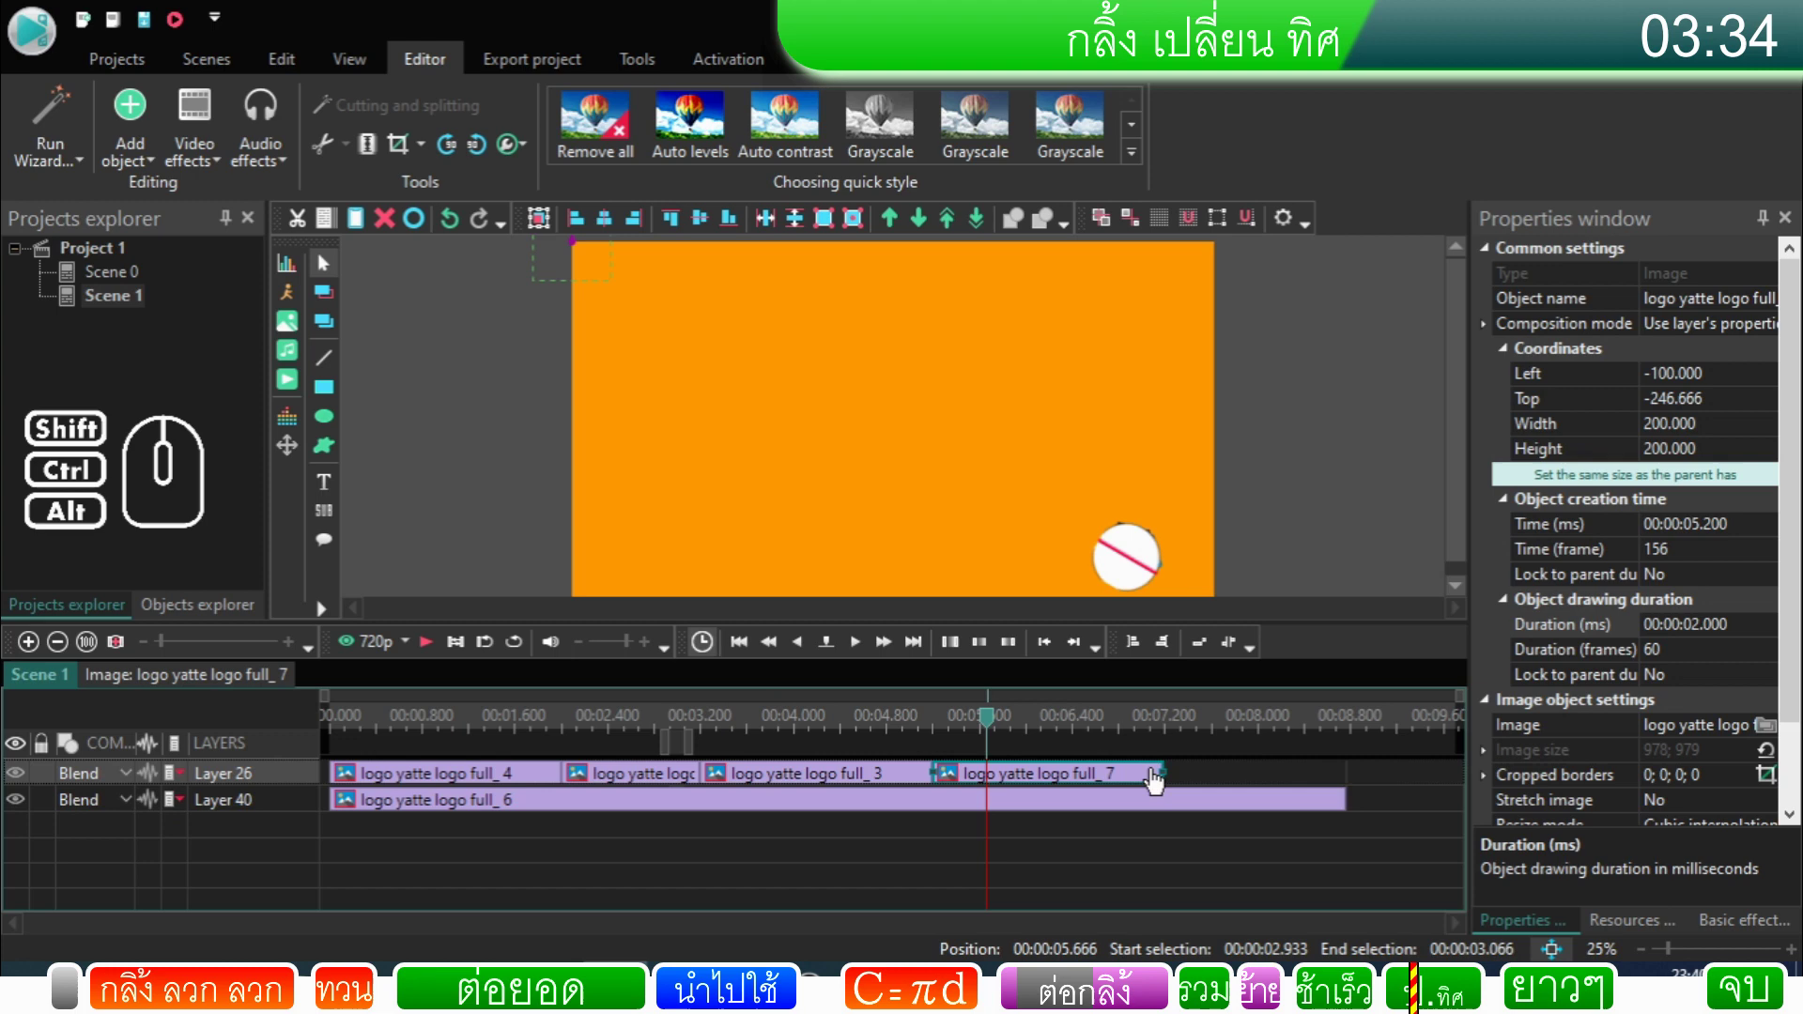
left_click(1147, 783)
left_click(1460, 478)
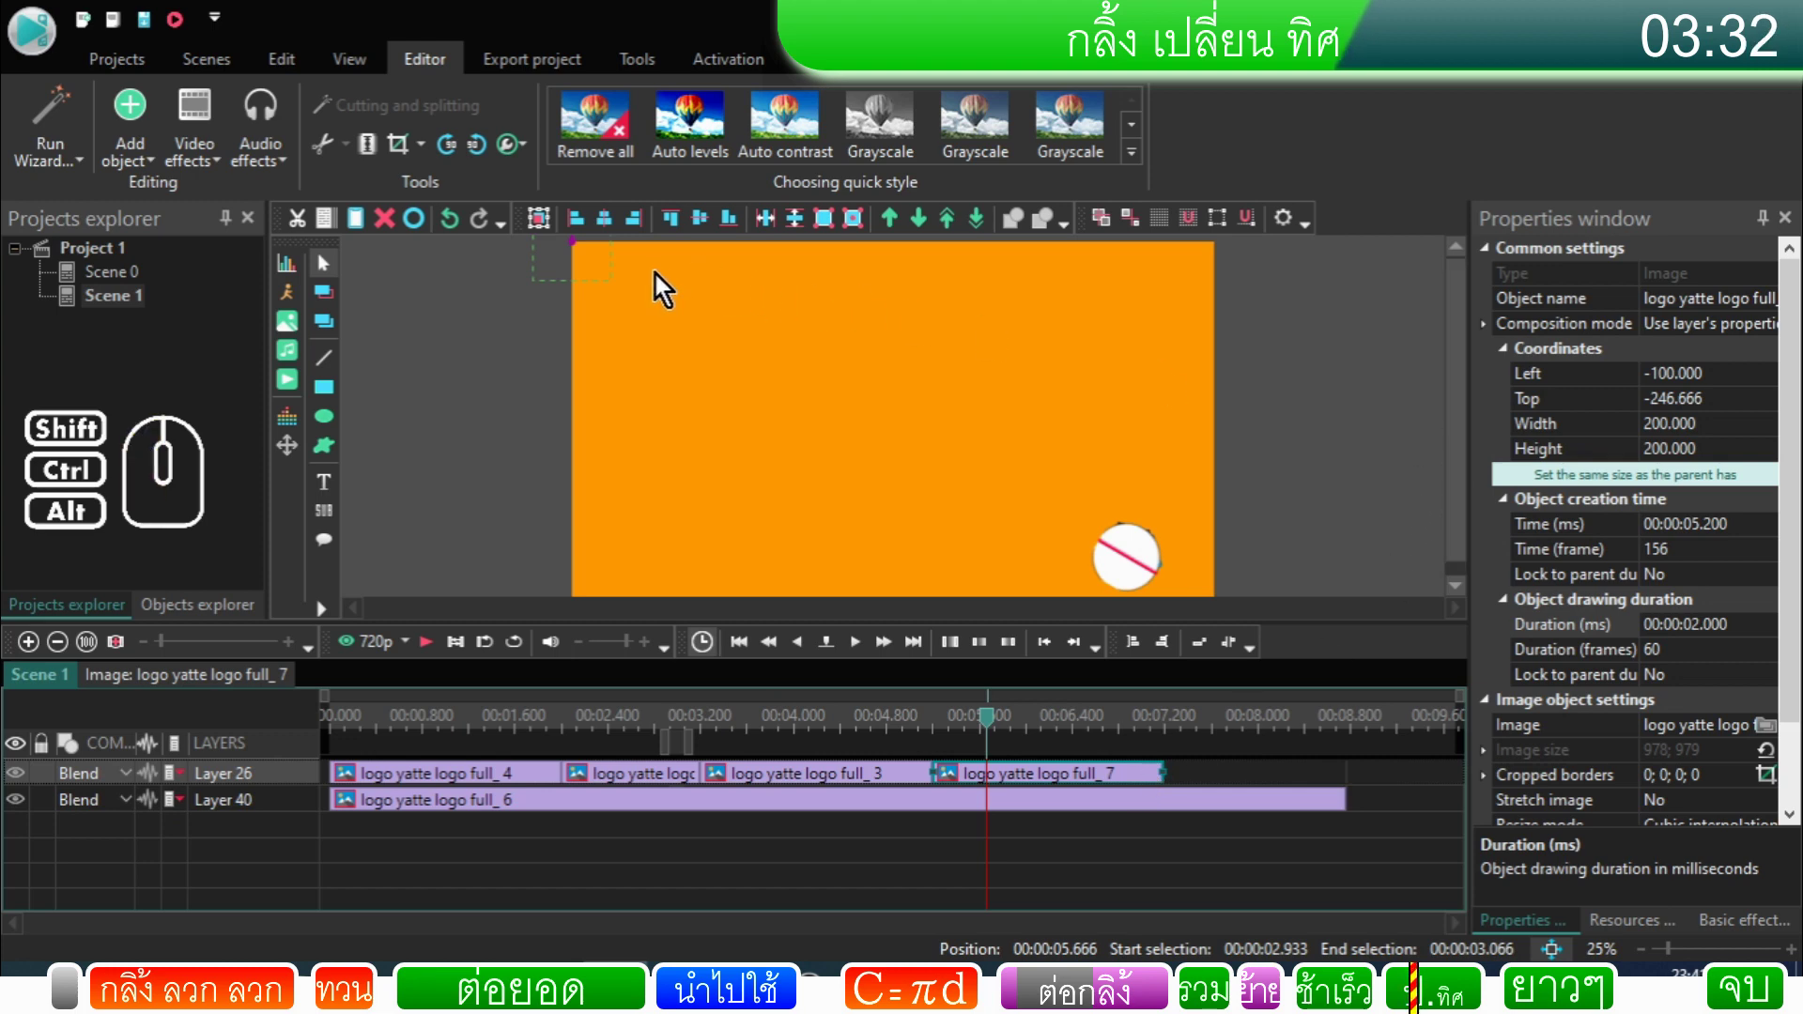
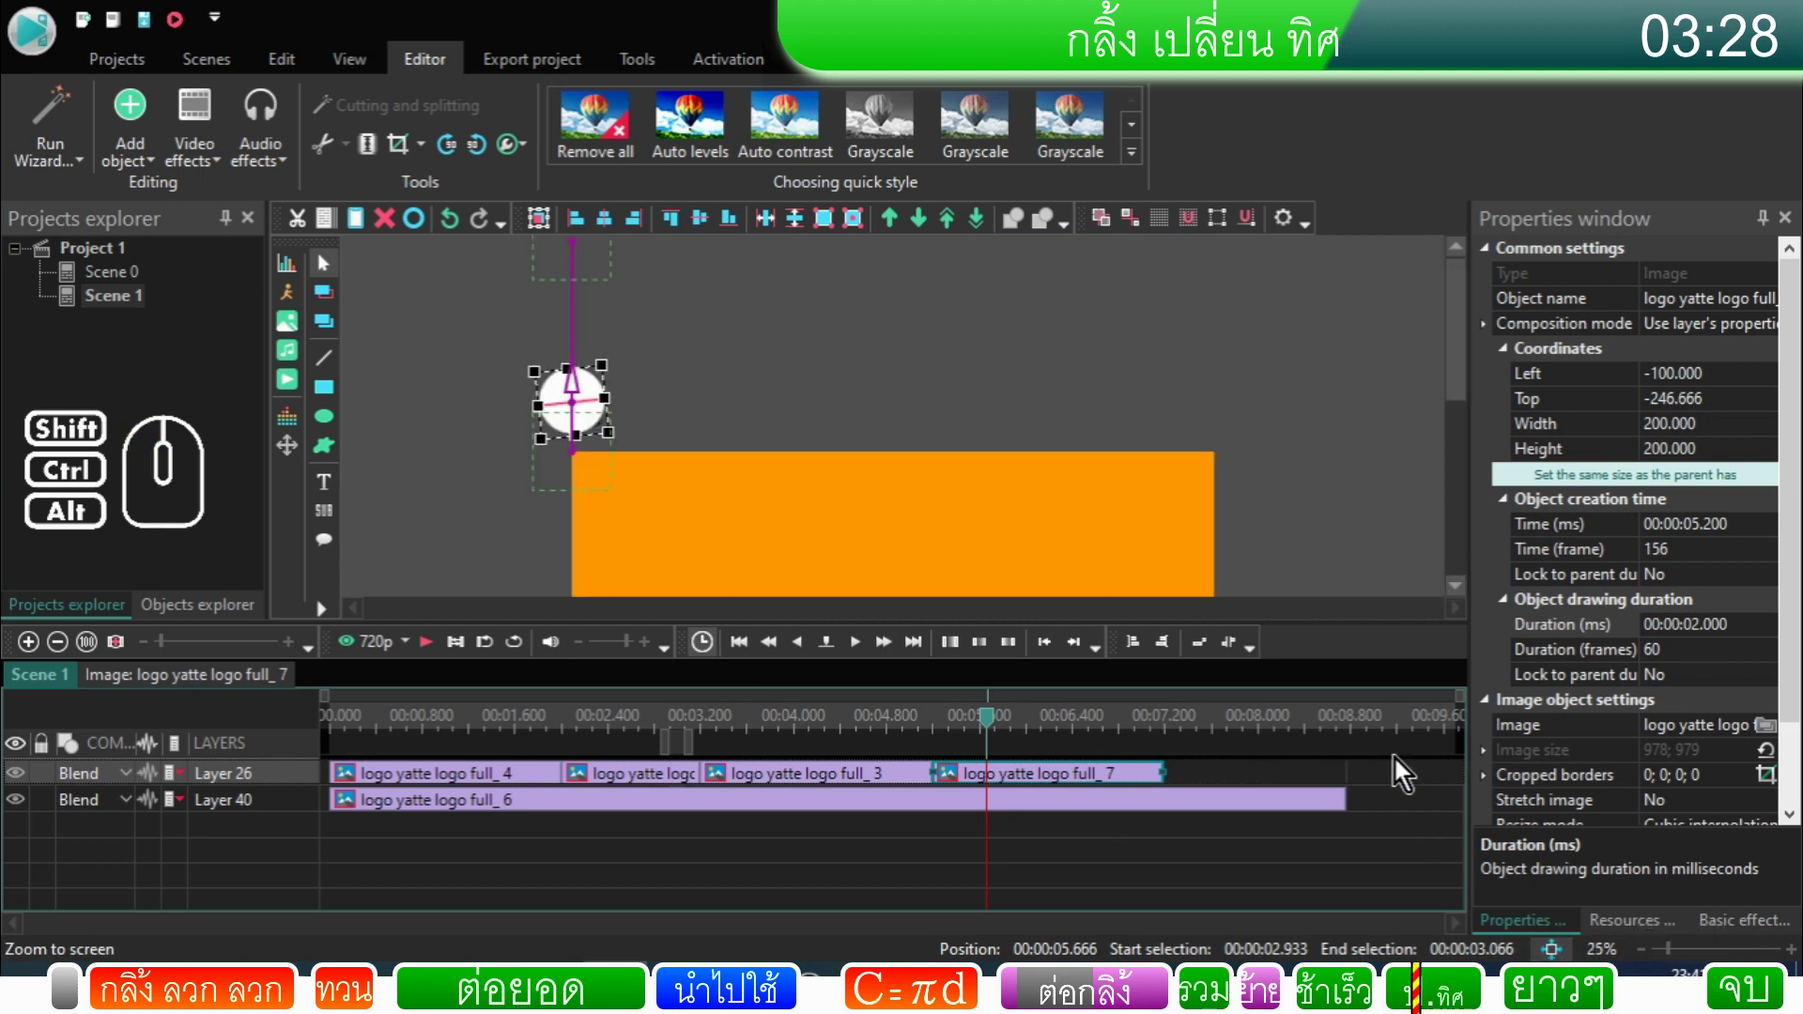
left_click_drag(1467, 372, 1454, 406)
left_click_drag(1461, 412, 1450, 503)
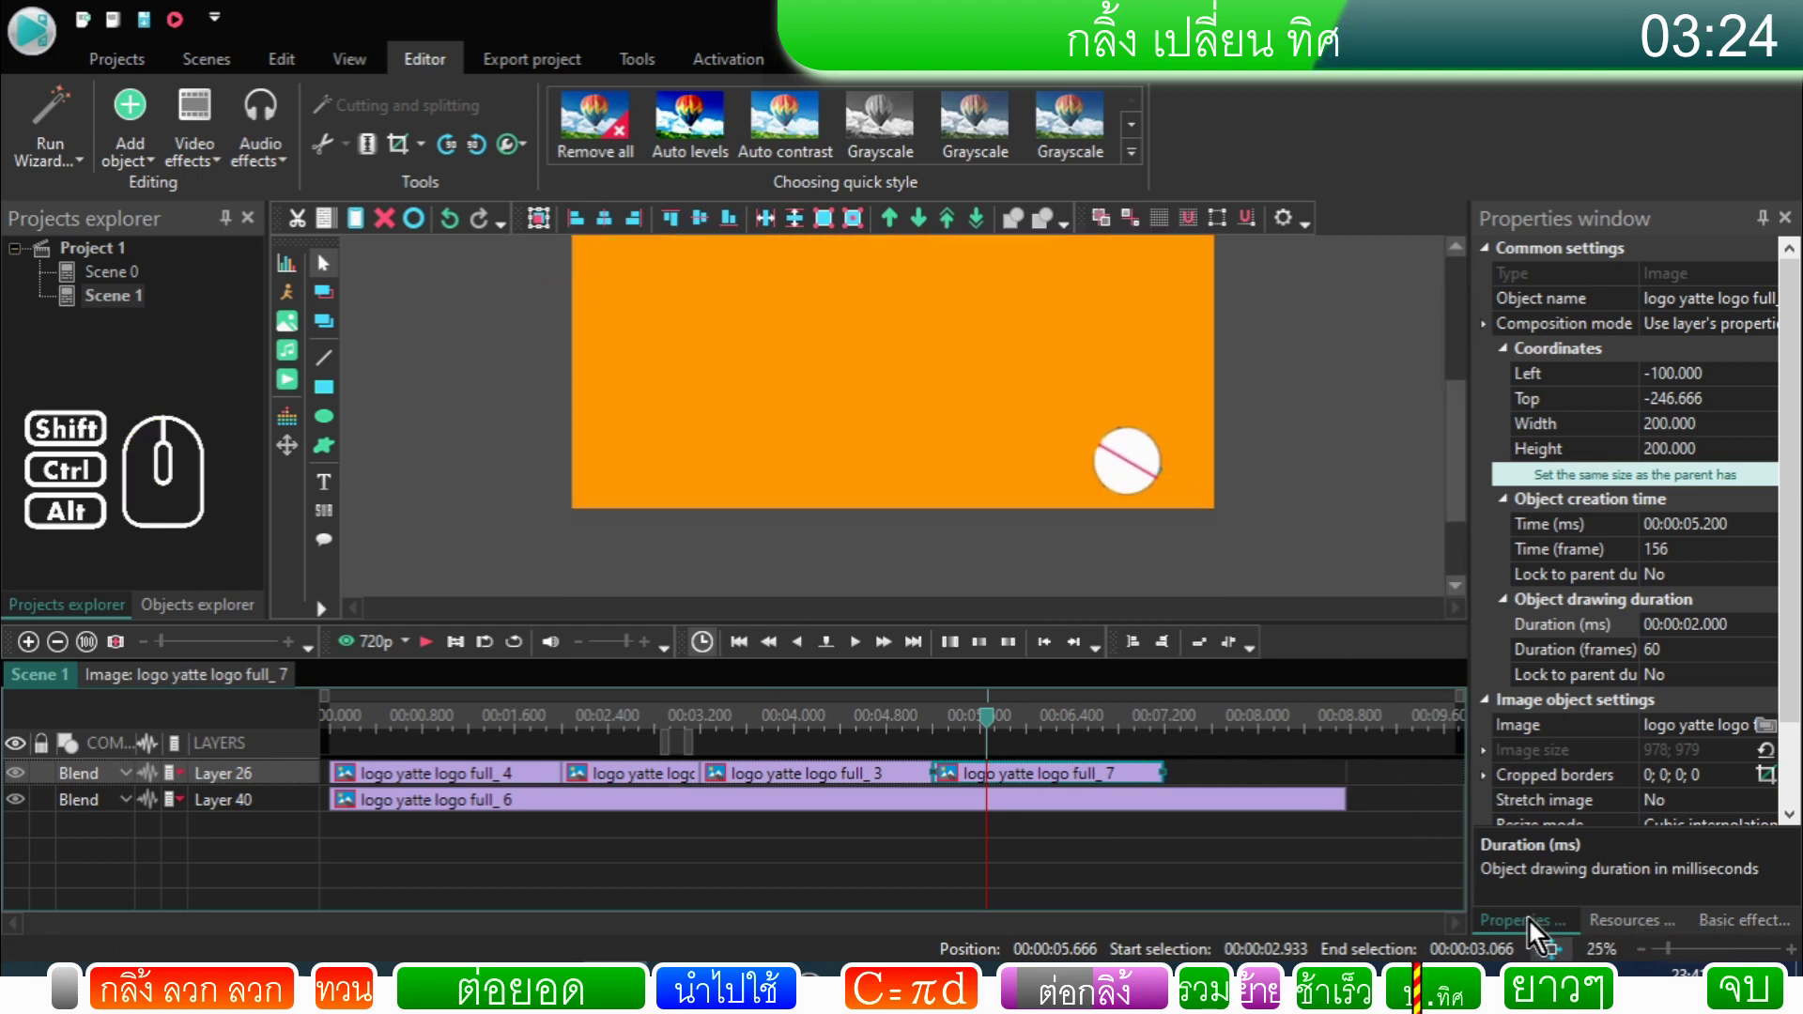
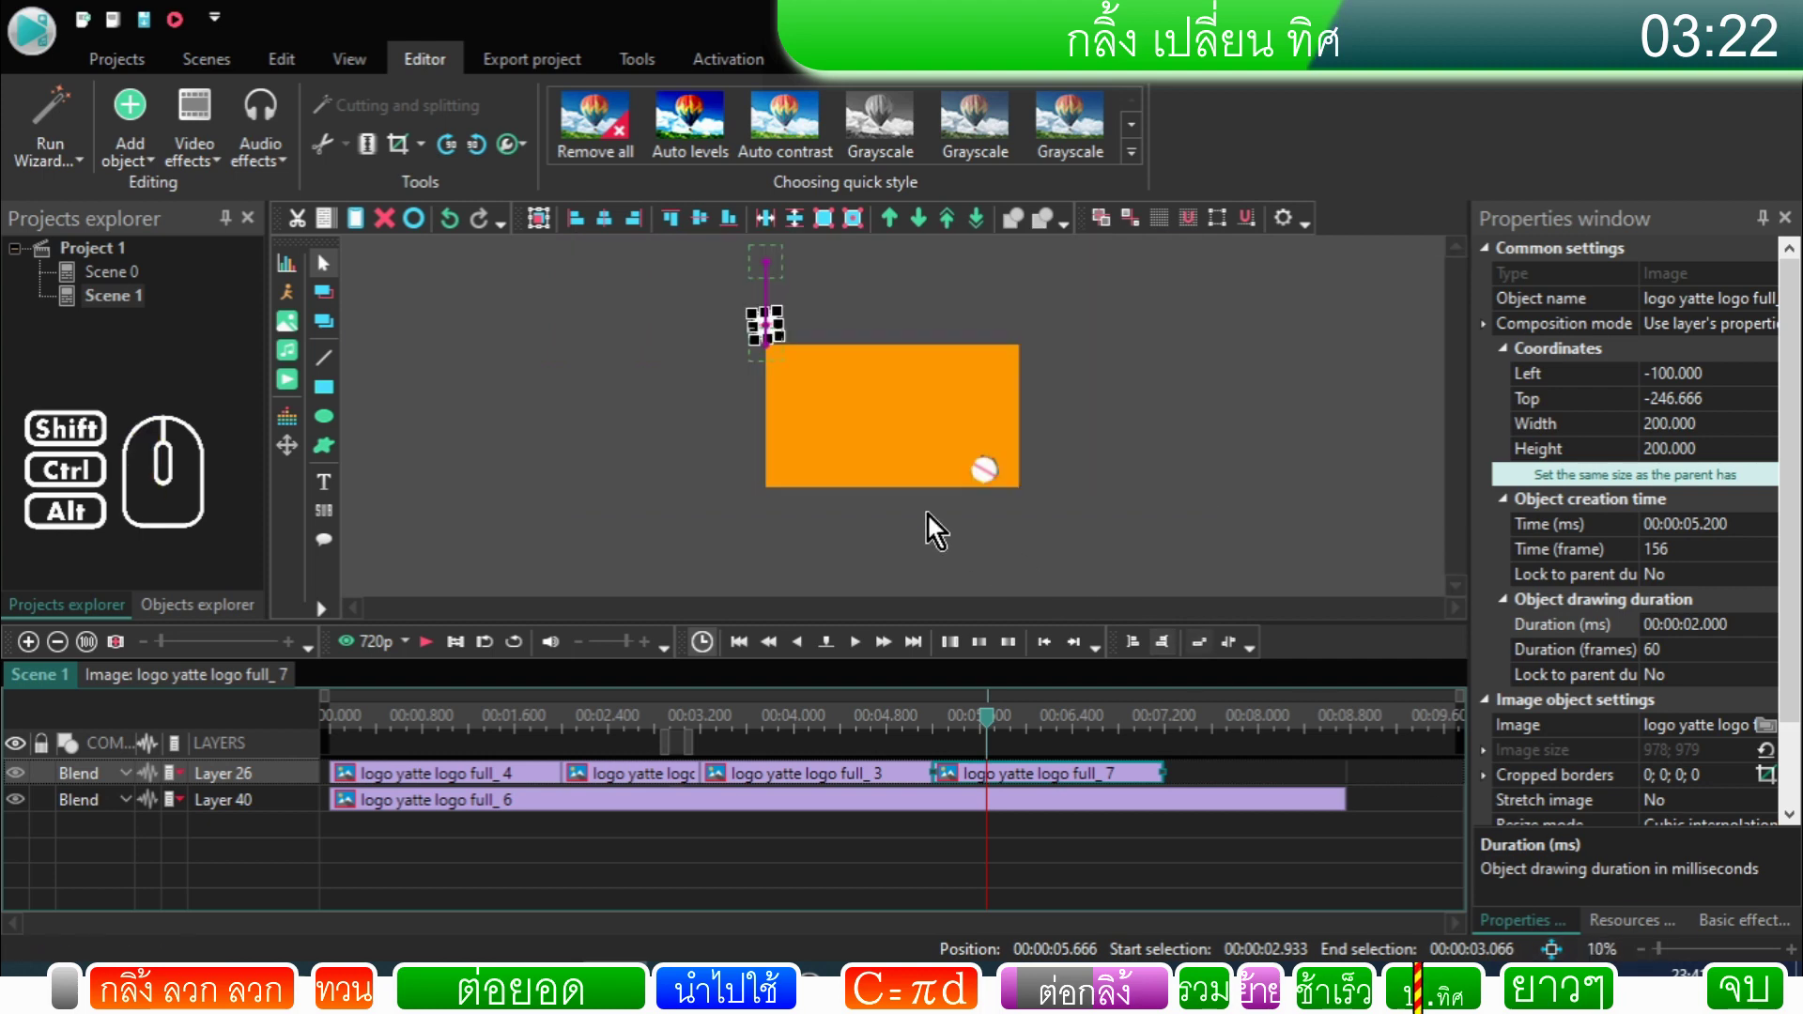
left_click(1188, 787)
left_click_drag(1114, 779, 1139, 783)
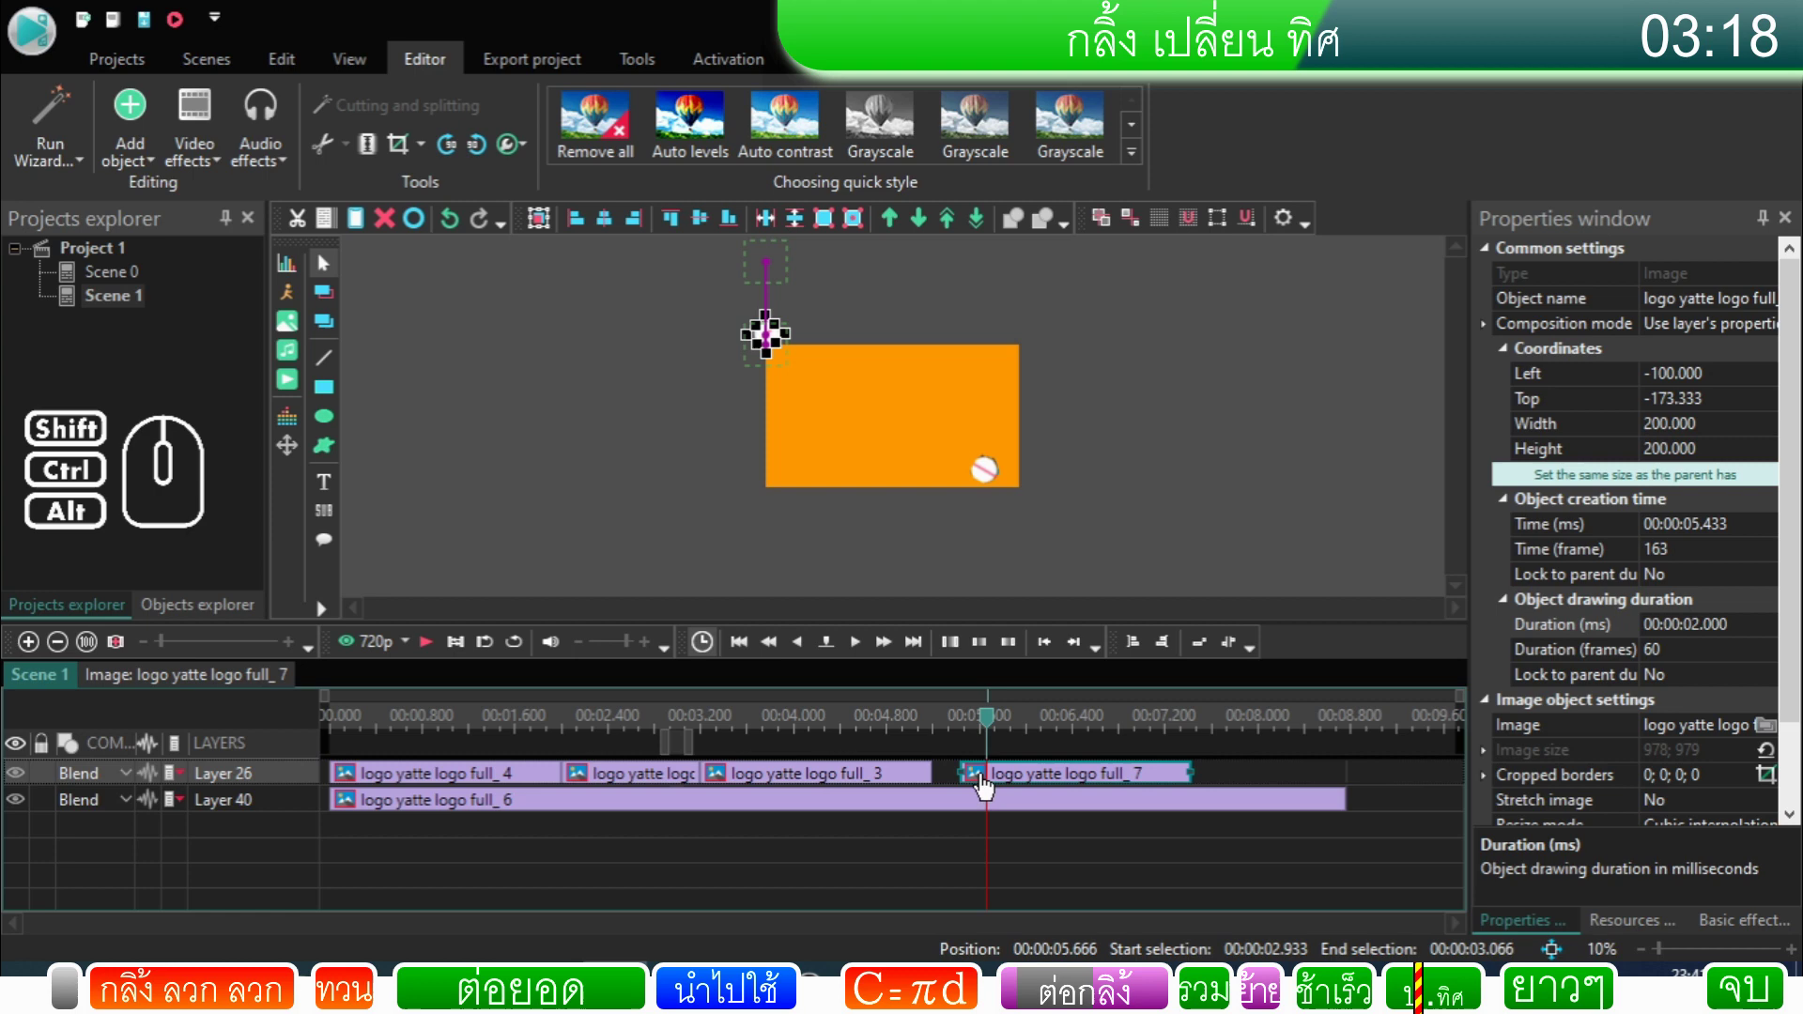
Step: Preview the scene and change the logo_7 clip's top position
left_click(990, 786)
right_click(990, 786)
left_click(1045, 707)
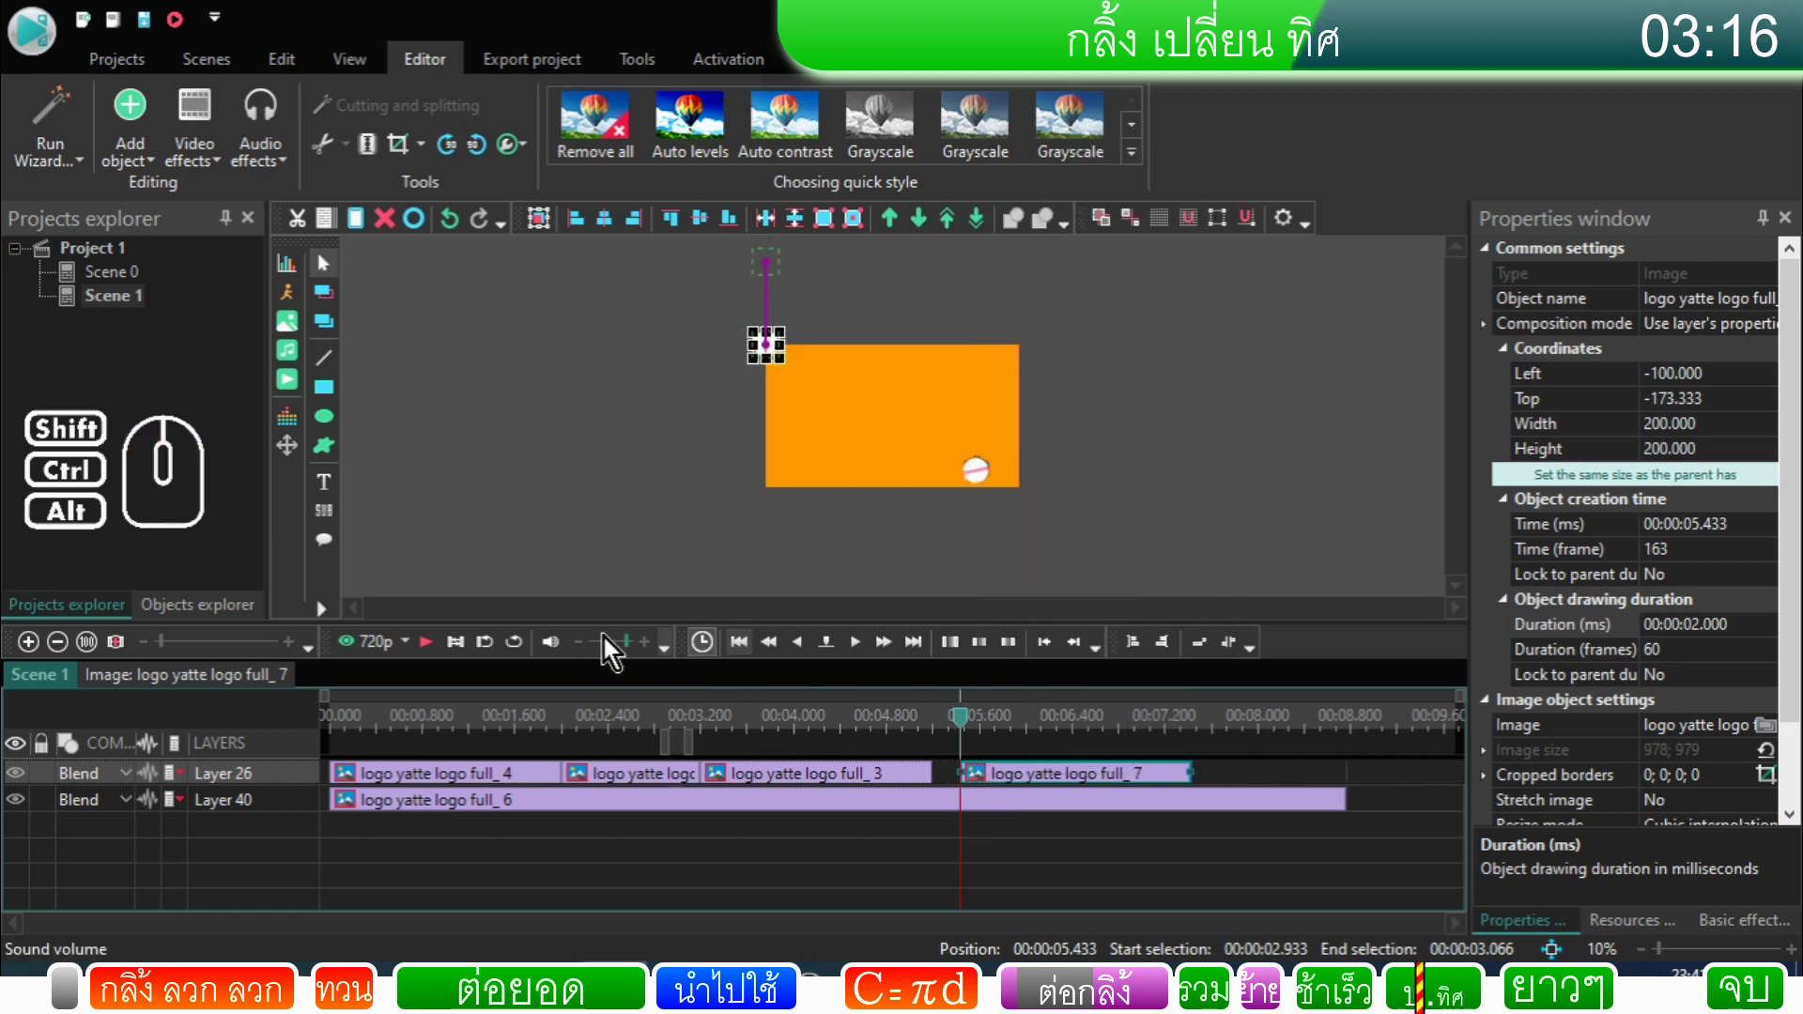
left_click(435, 649)
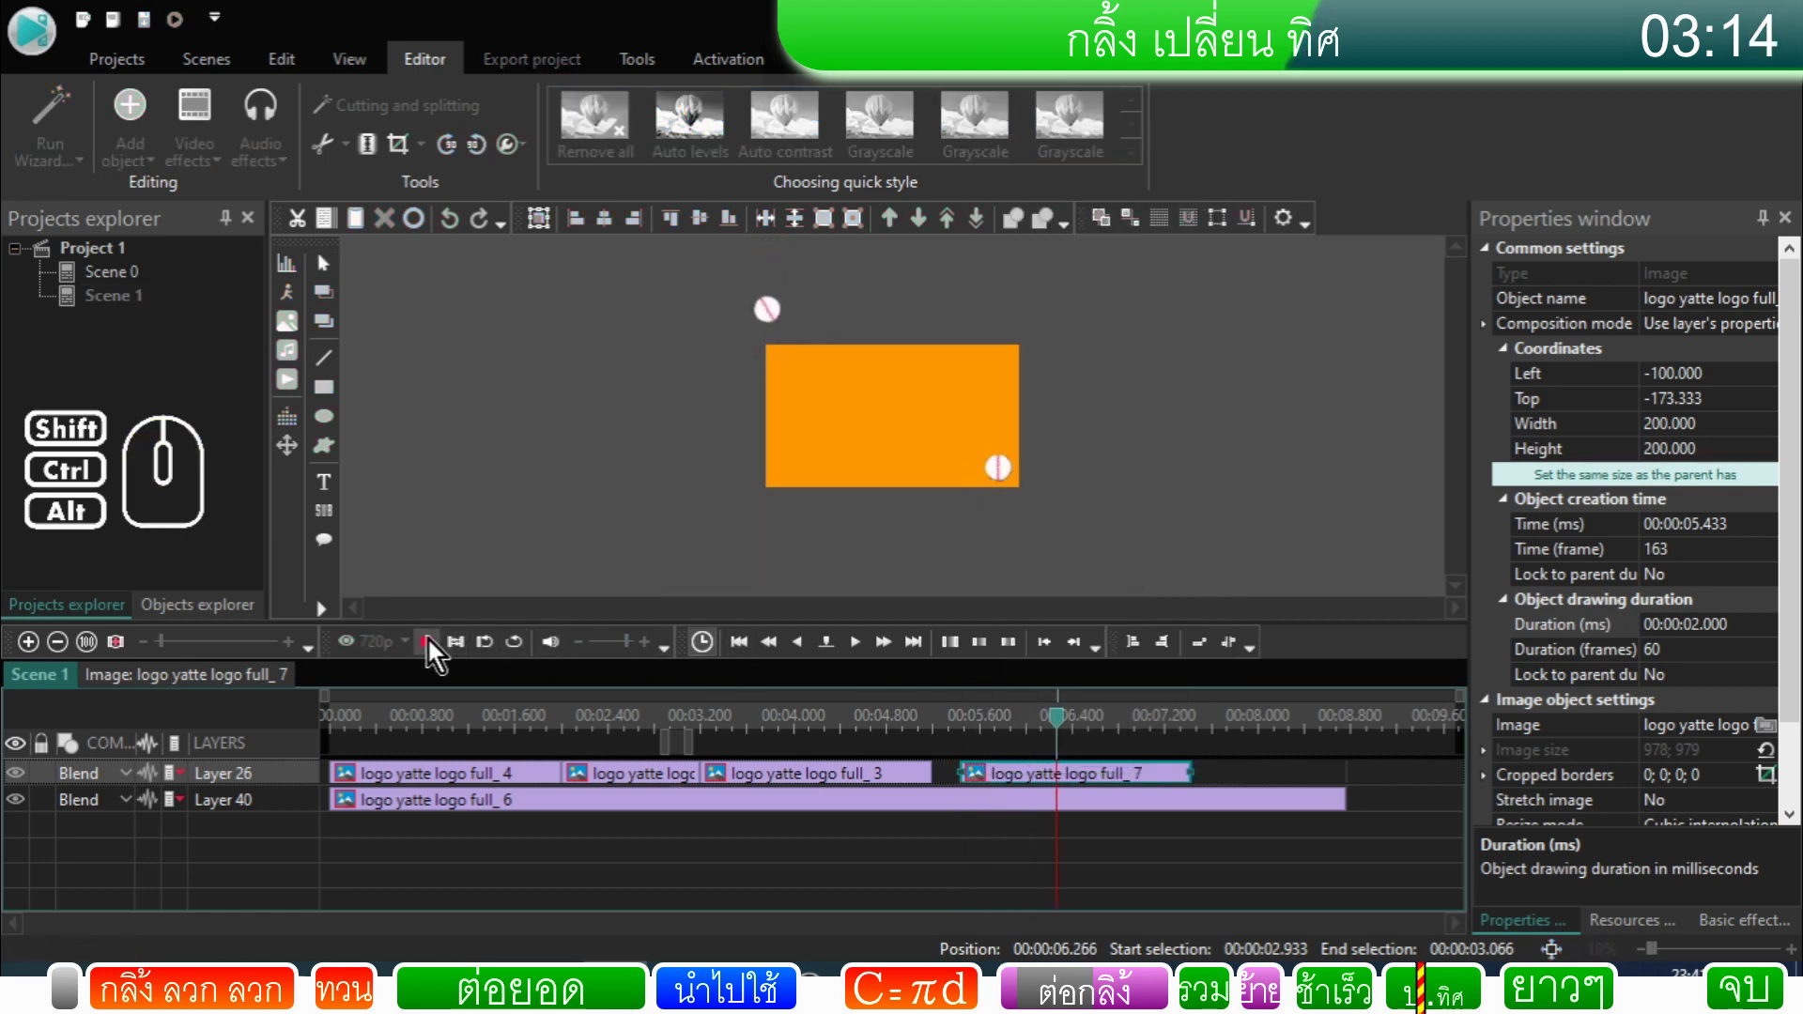
left_click(435, 650)
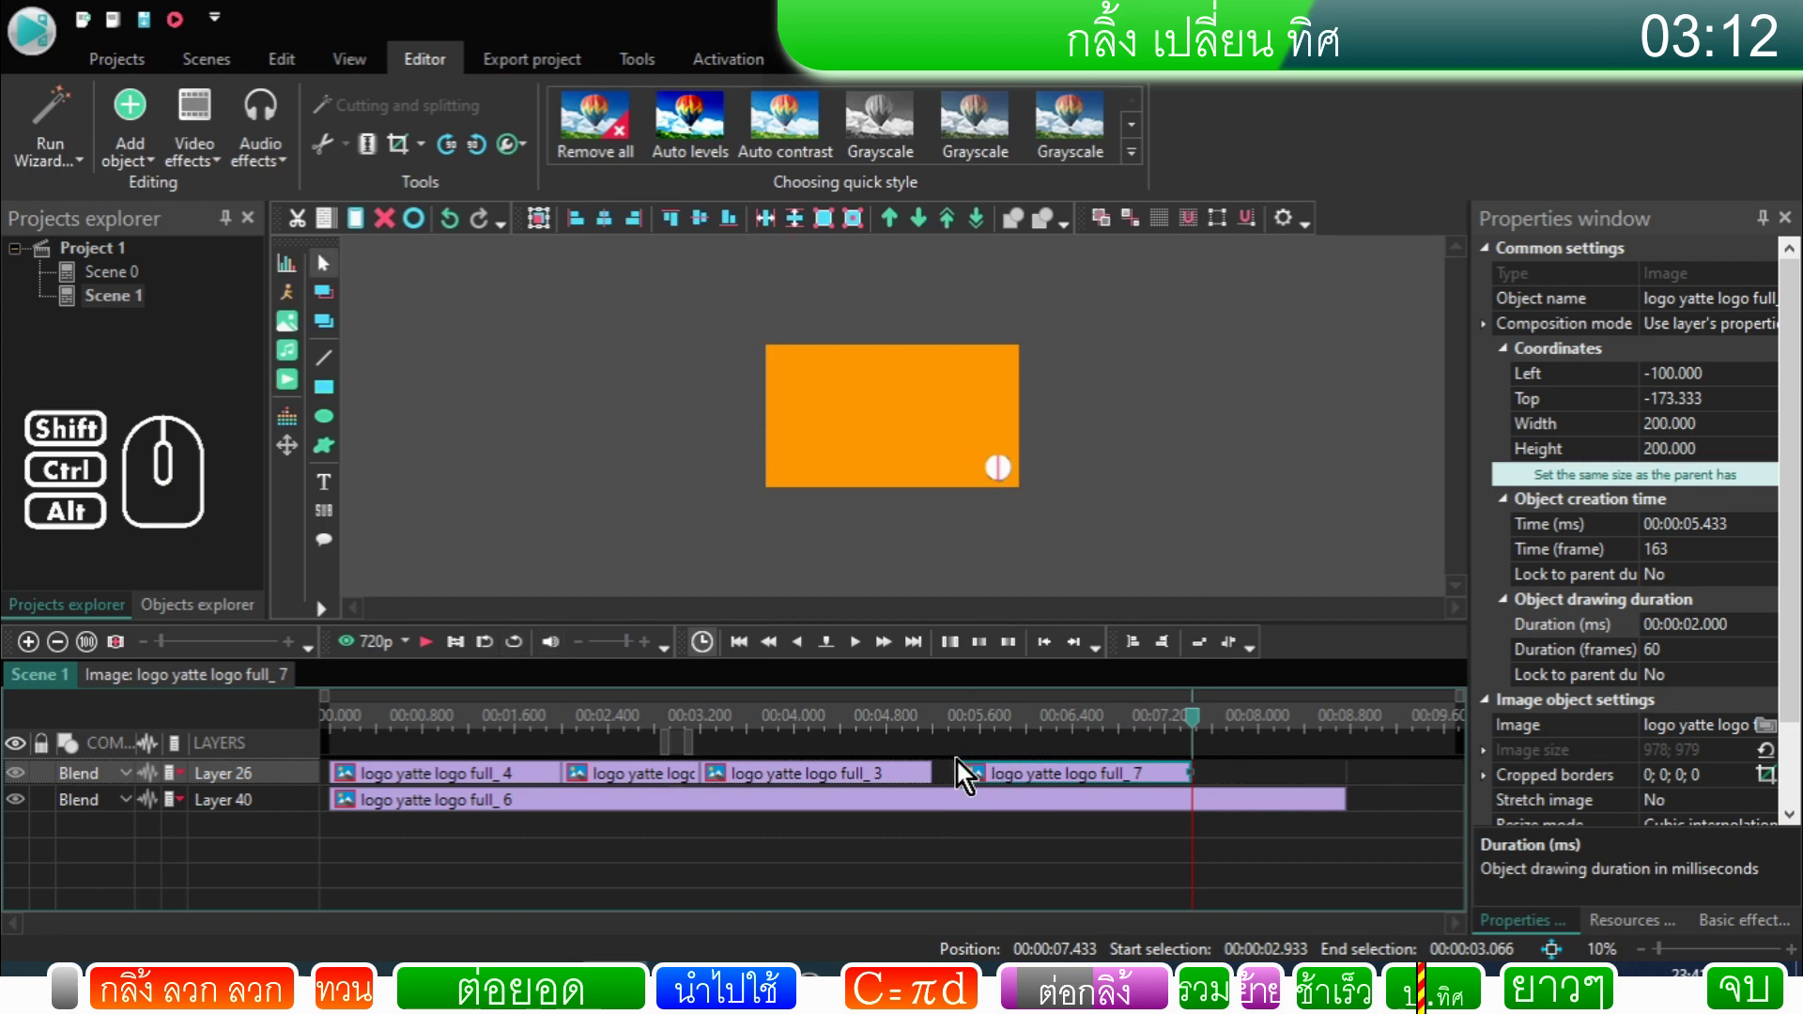
left_click(956, 782)
left_click(980, 785)
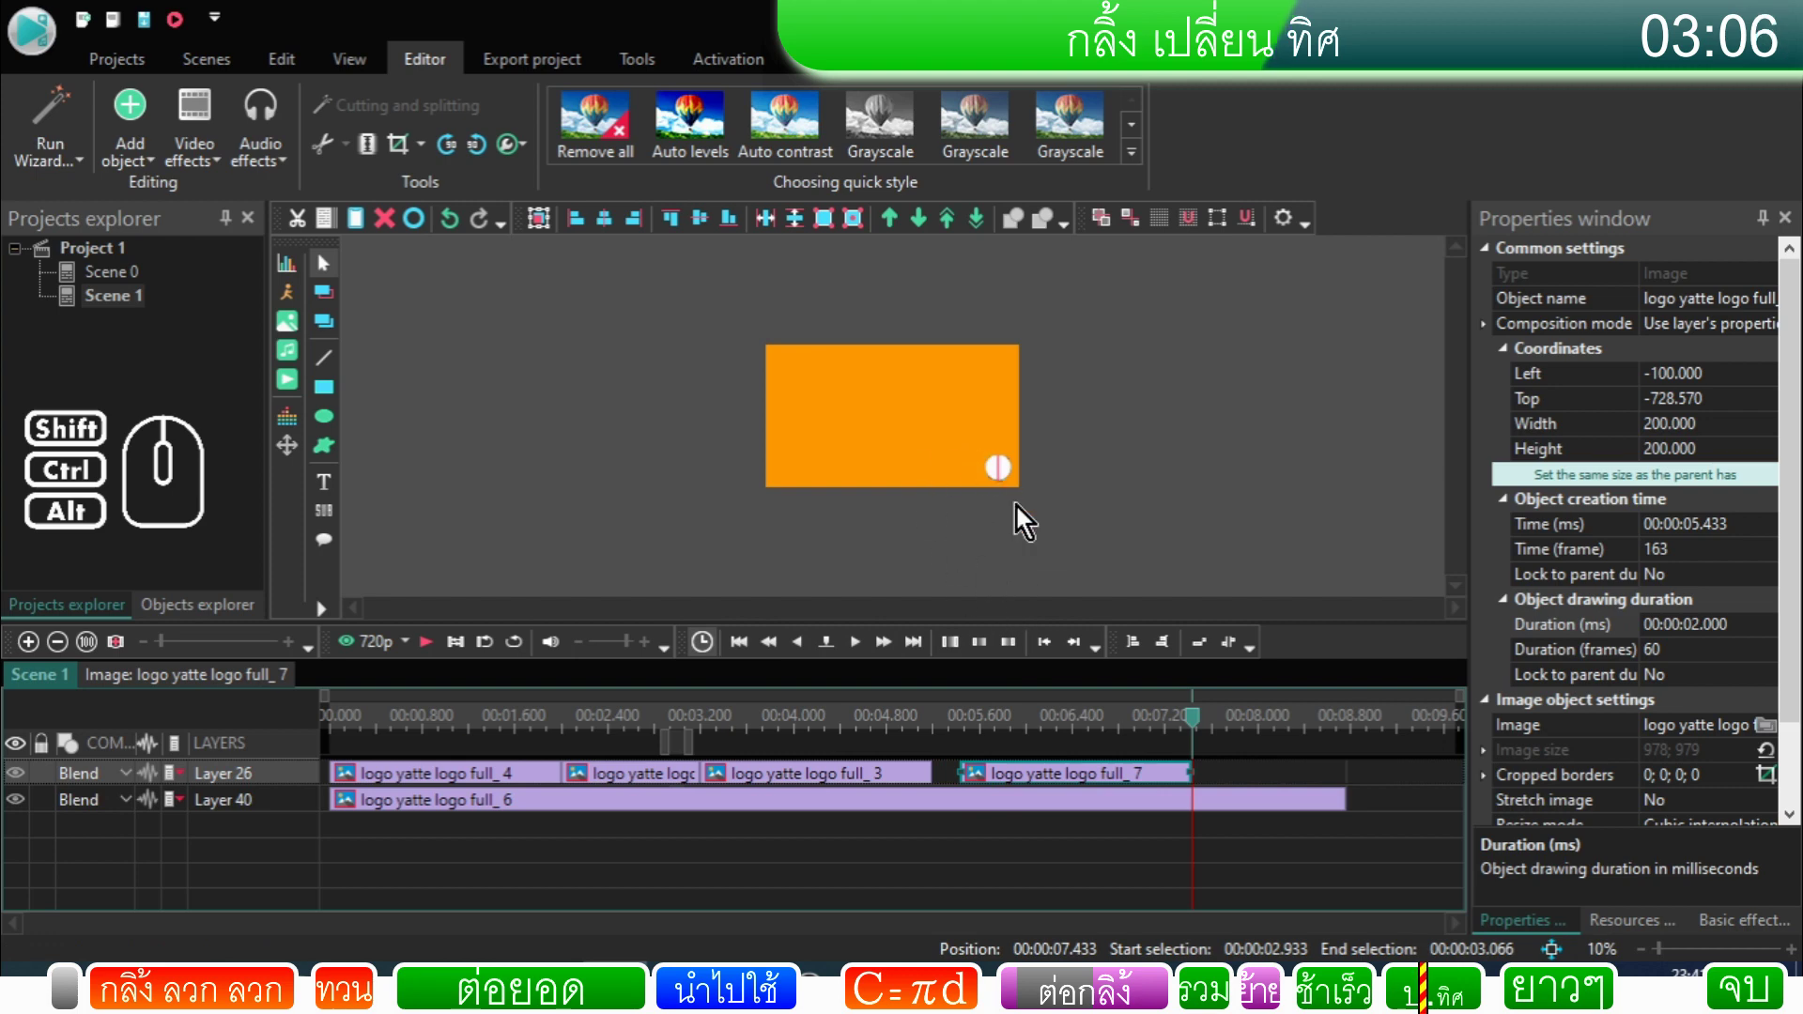
Step: Reselect logo_7 via its context menu and adjust its top position again
left_click(921, 778)
right_click(921, 778)
left_click(817, 519)
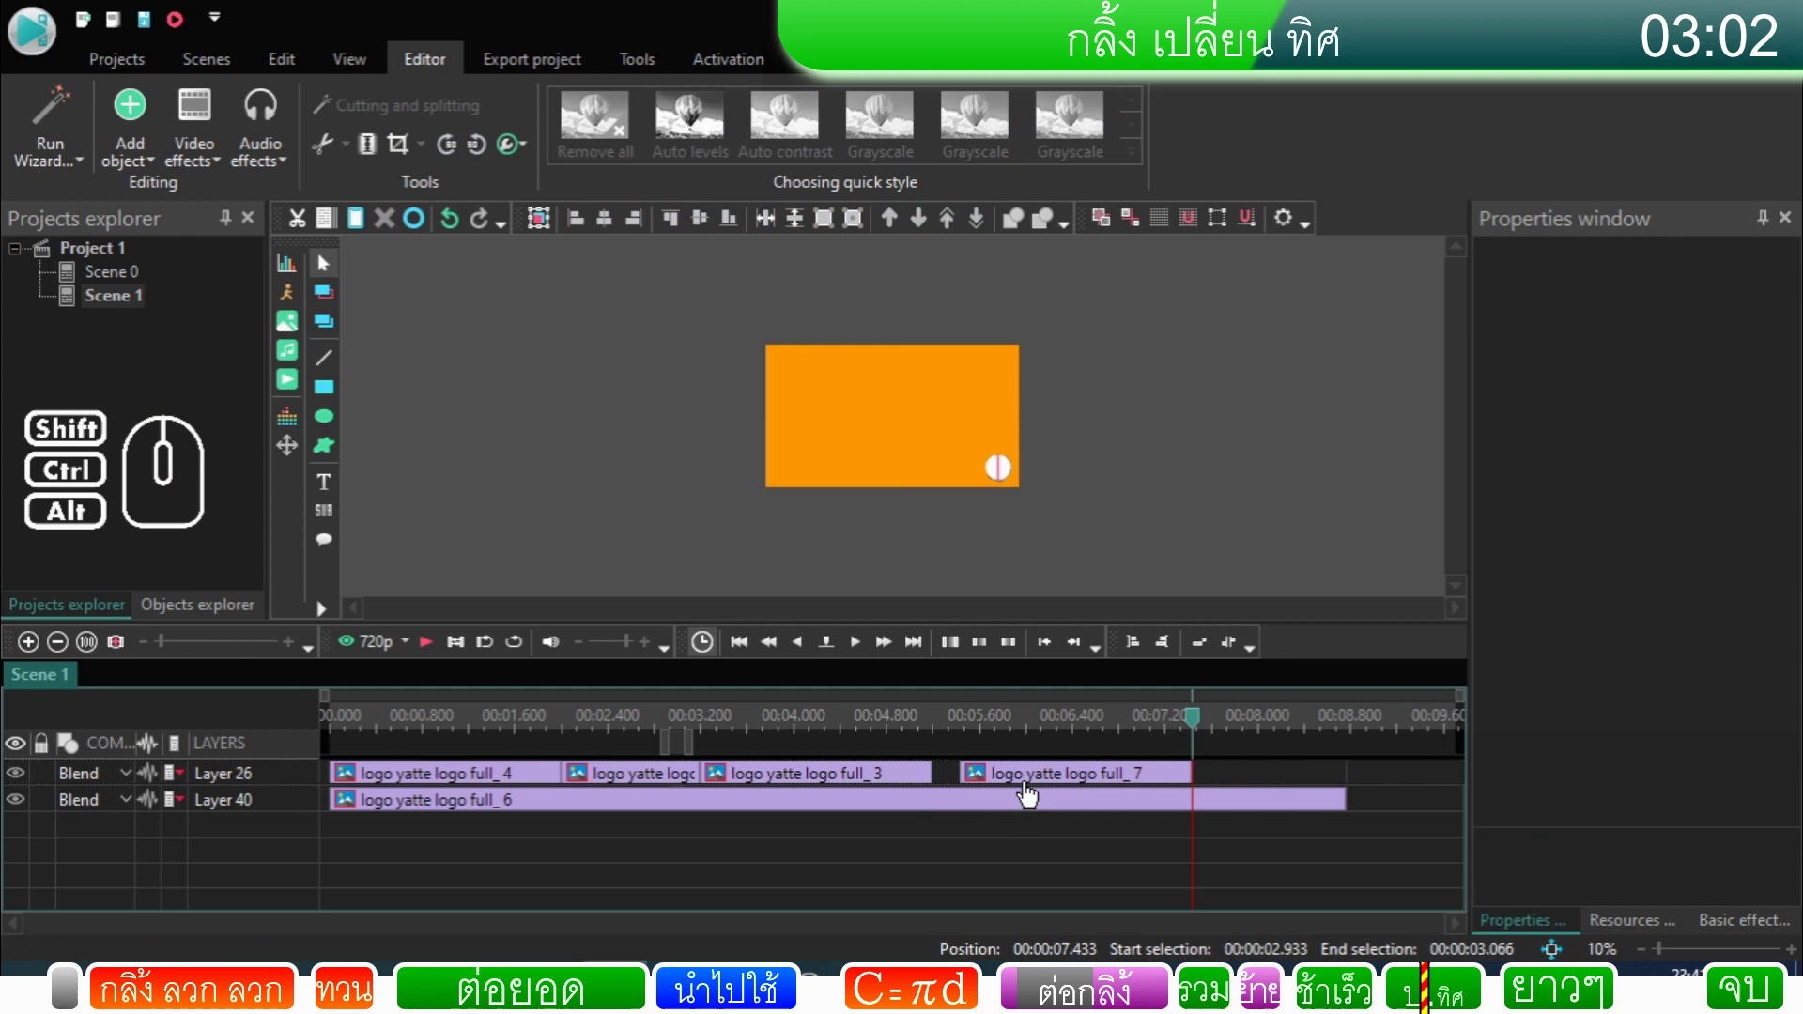
left_click(1031, 787)
left_click(977, 729)
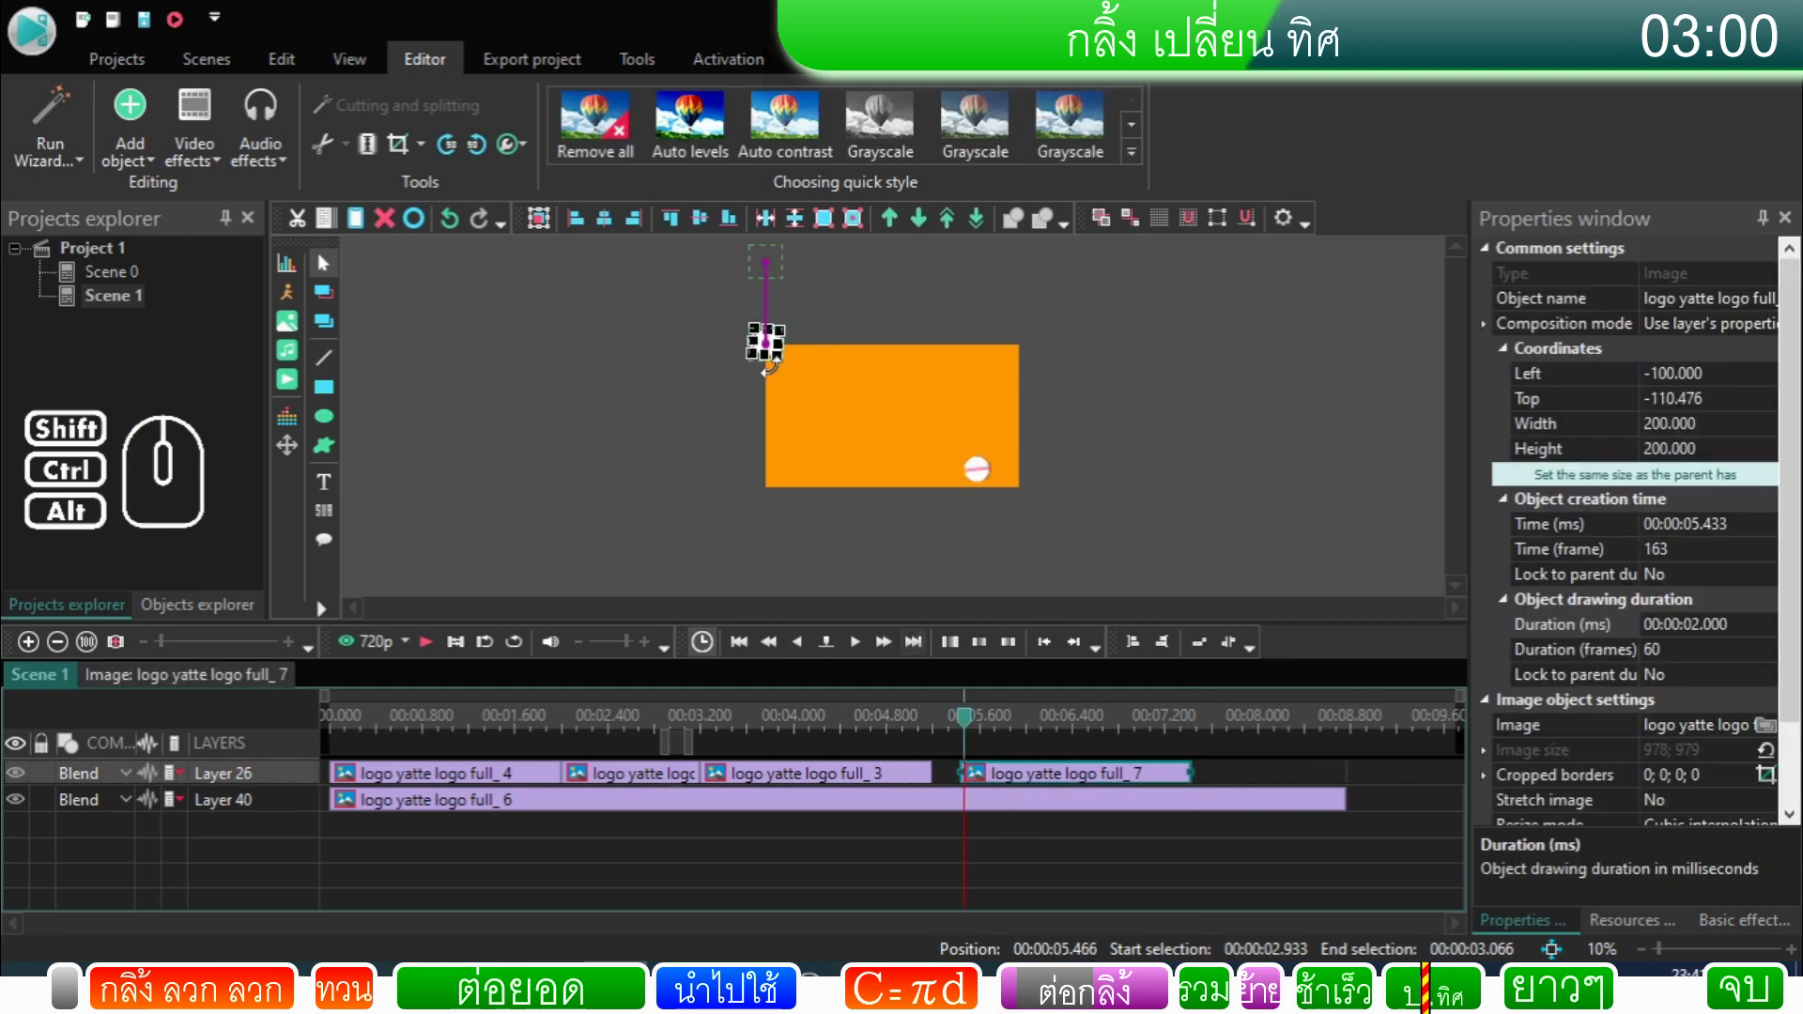
left_click(935, 734)
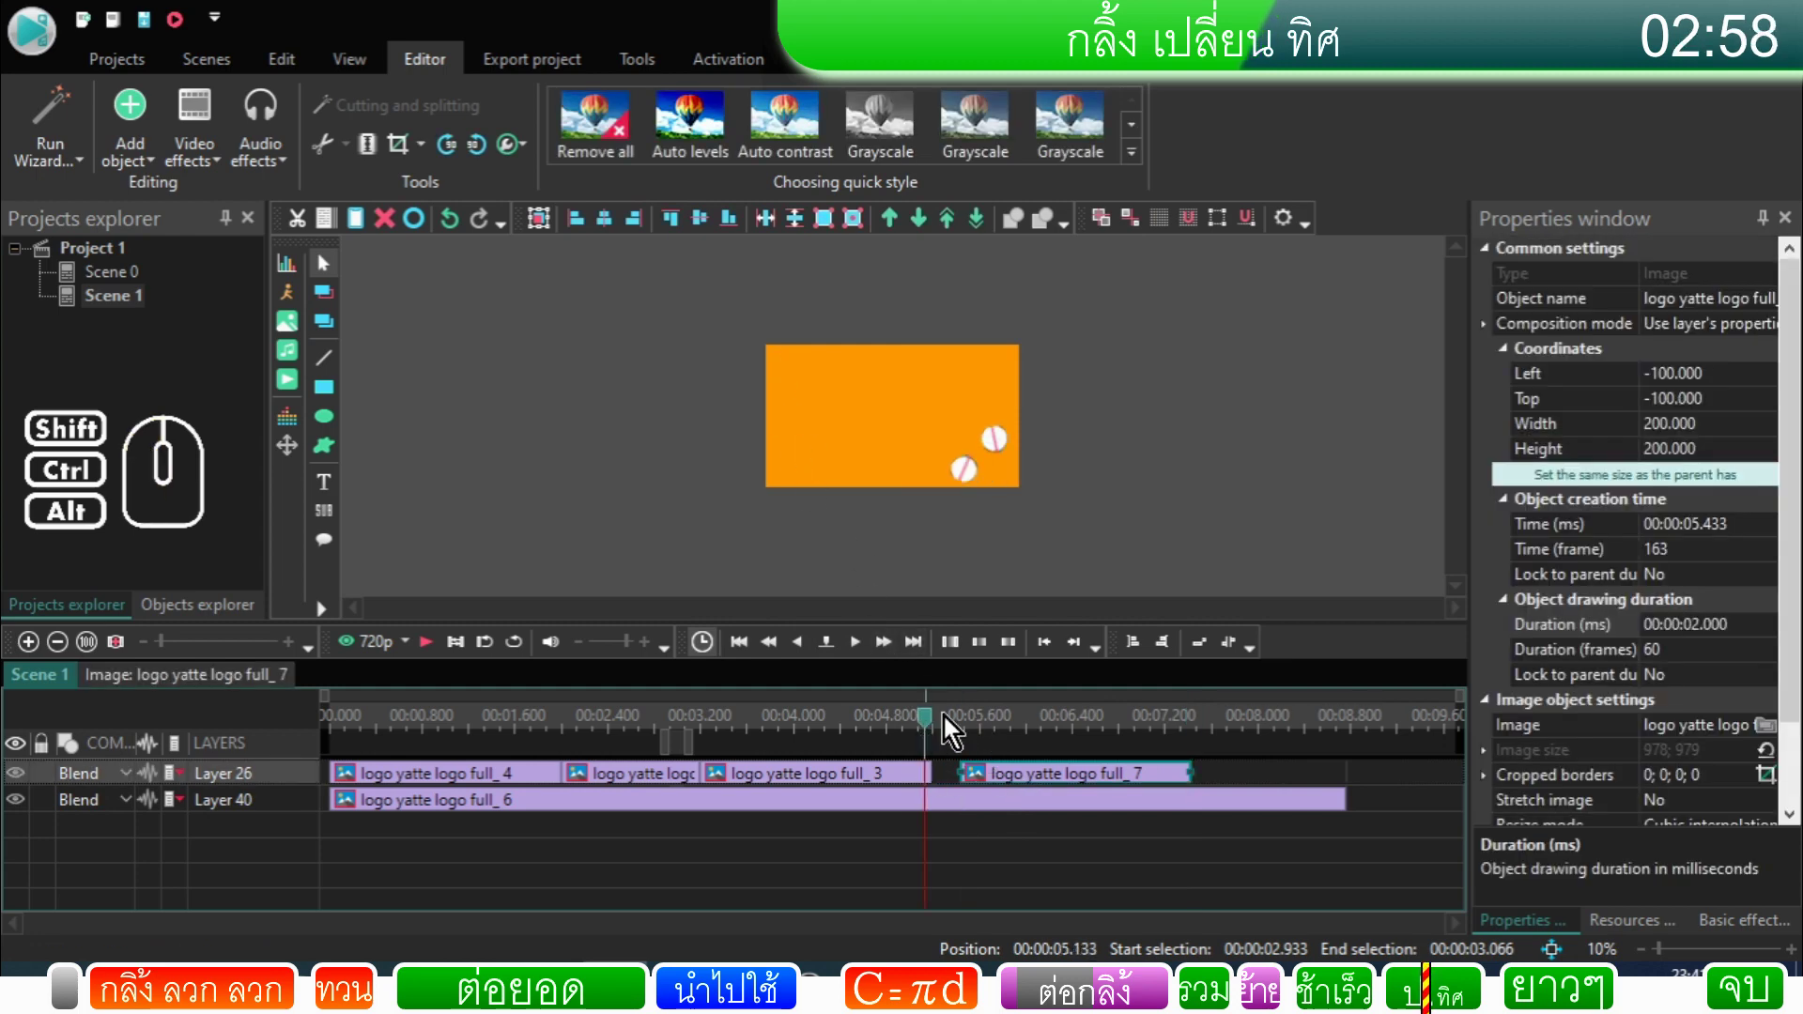
Step: Butt logo_7 against logo_3 at about 5.2 s and set logo_3's Left to 1651.429
left_click(944, 778)
left_click(924, 782)
right_click(924, 782)
left_click(962, 726)
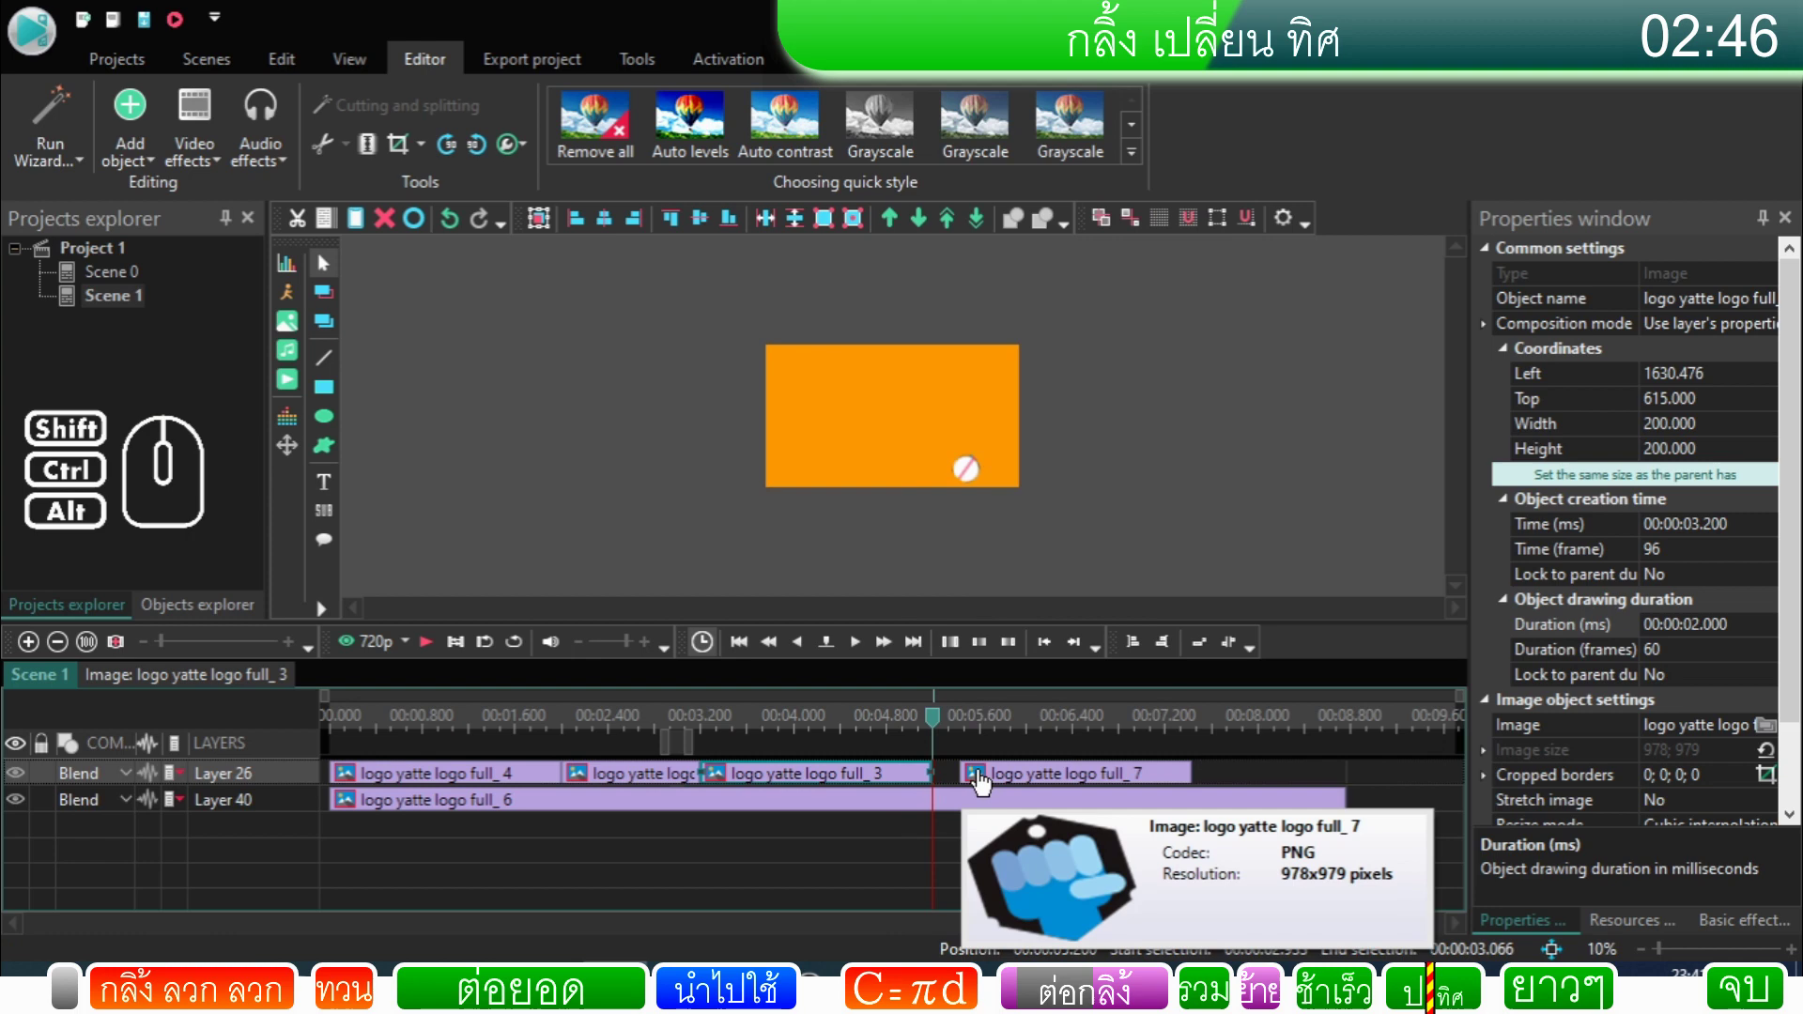
left_click_drag(987, 782, 954, 787)
left_click(919, 786)
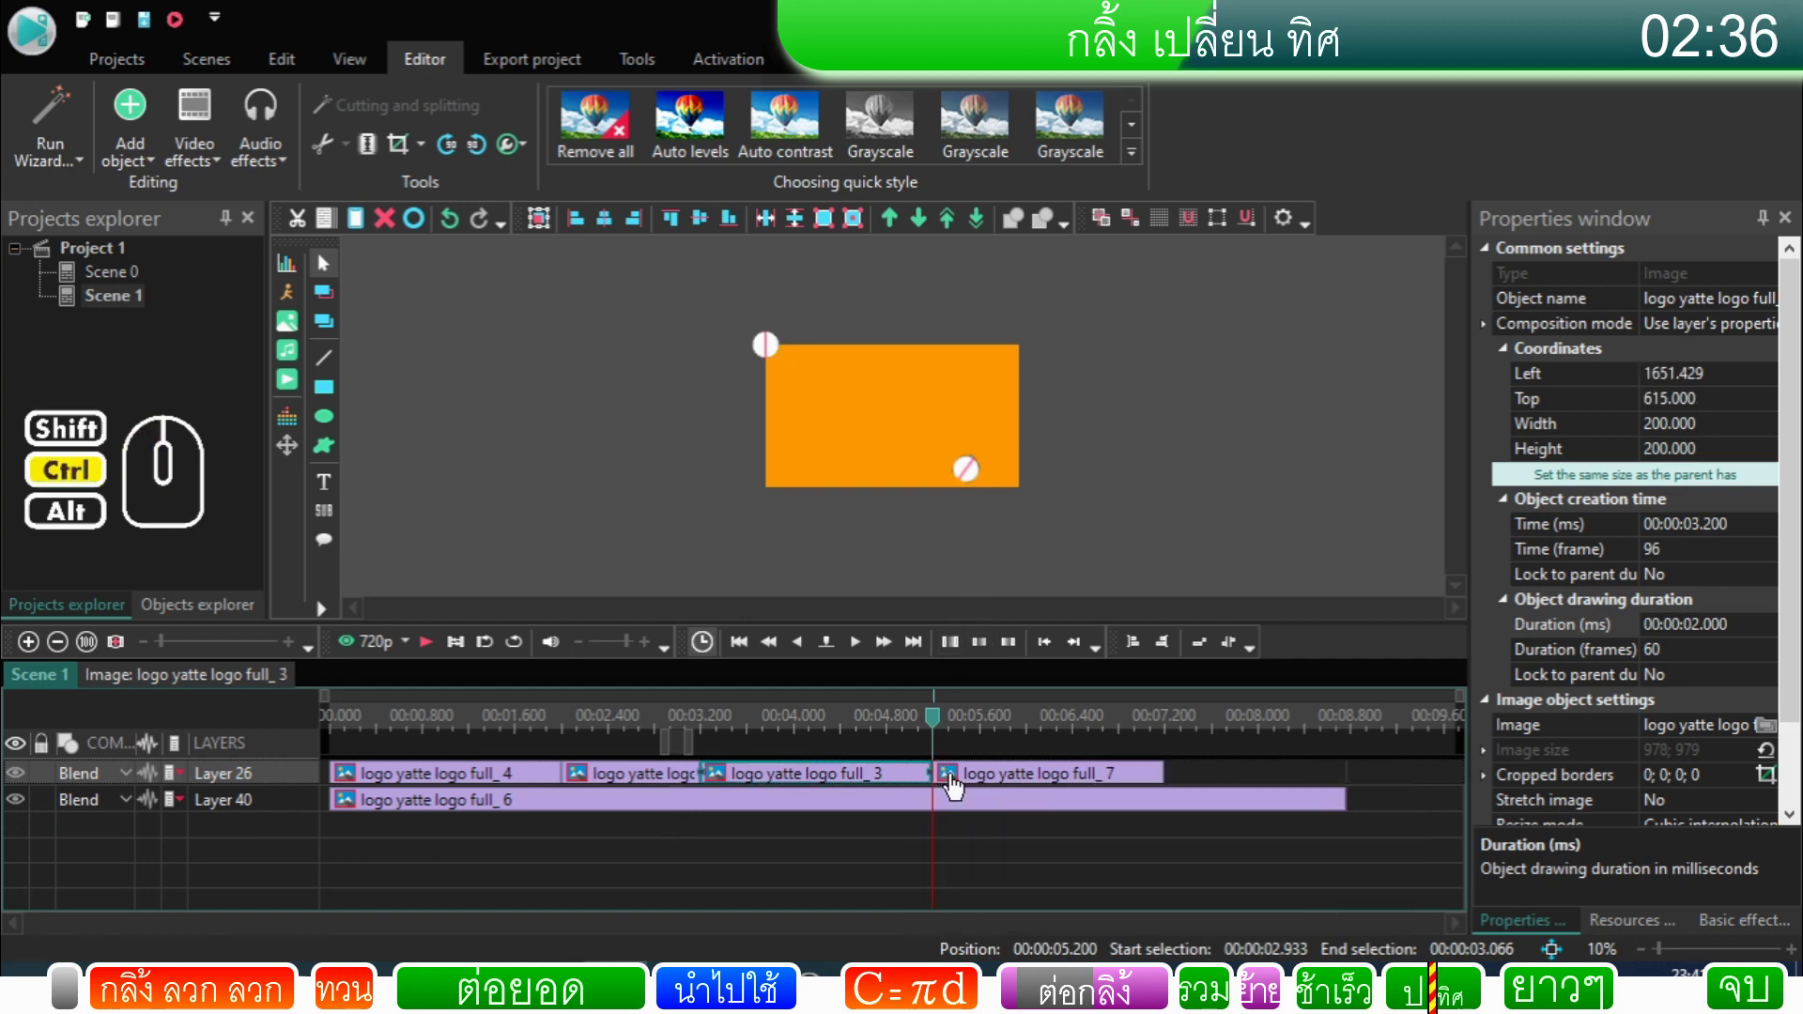
Step: Rewind and preview the rolling logo, then select the right-edge sprite at Left 1651.429, Top 80.716
left_click(958, 786)
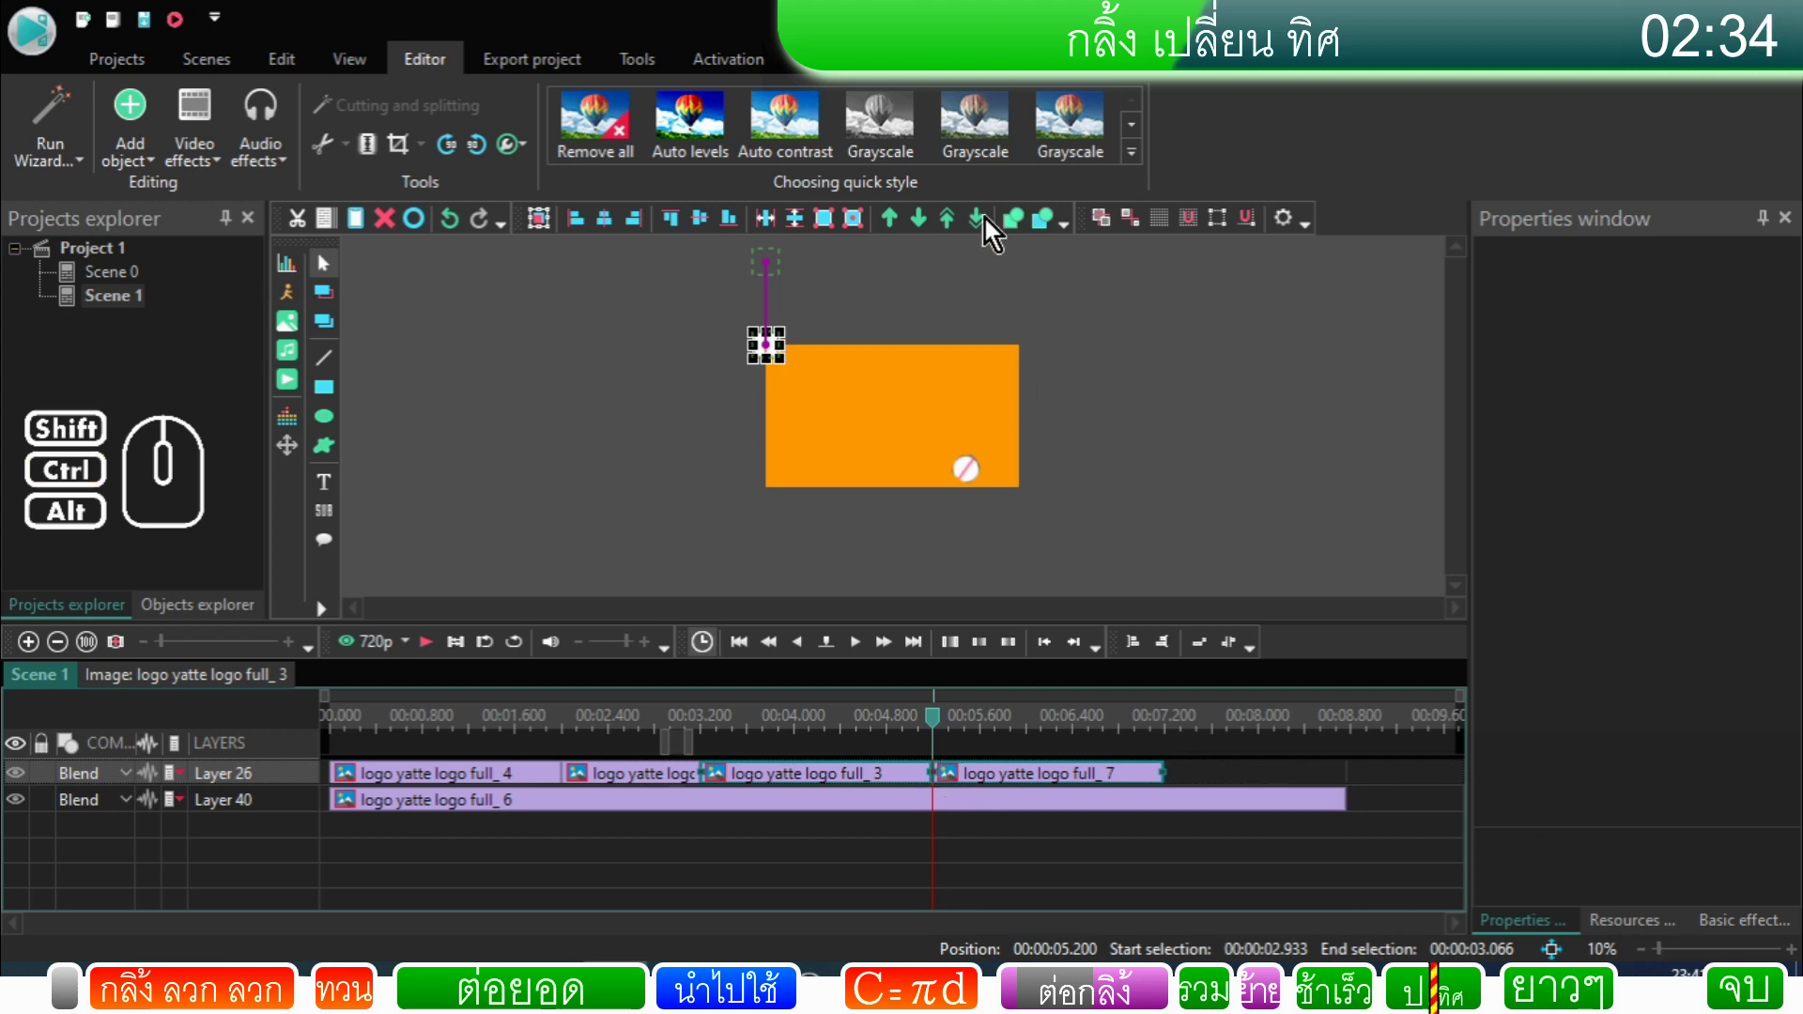
left_click(865, 227)
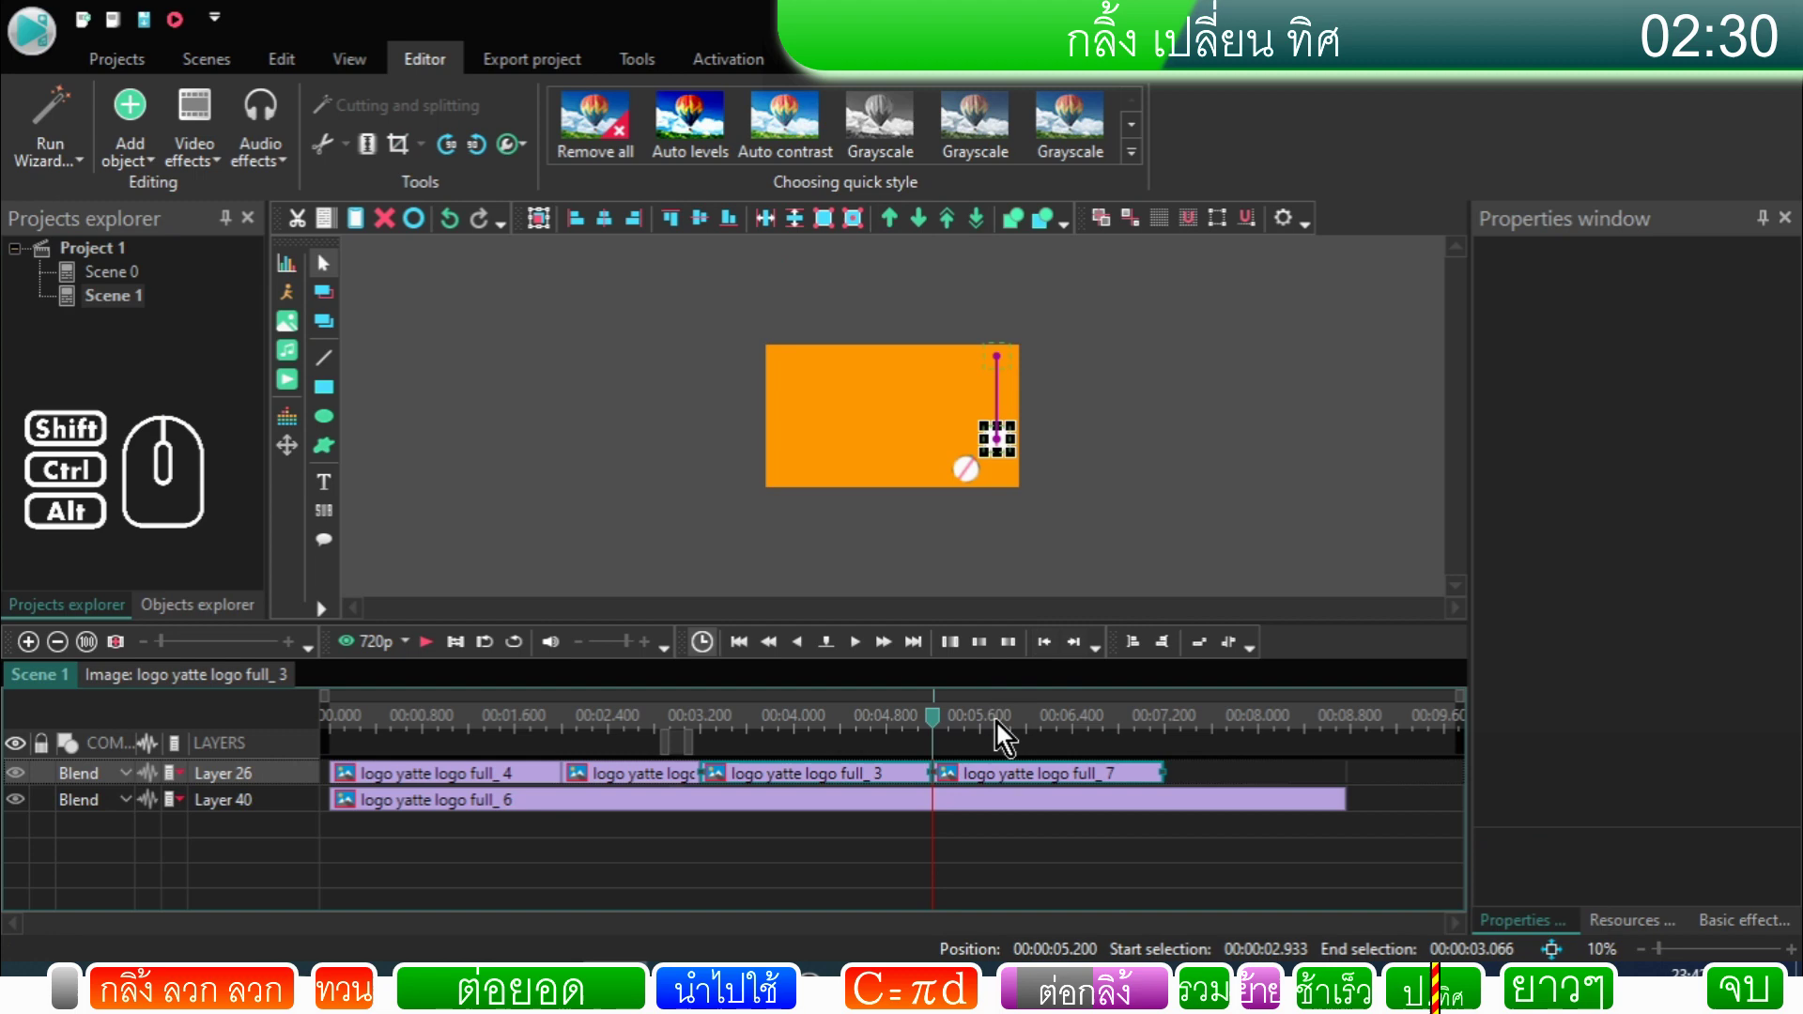
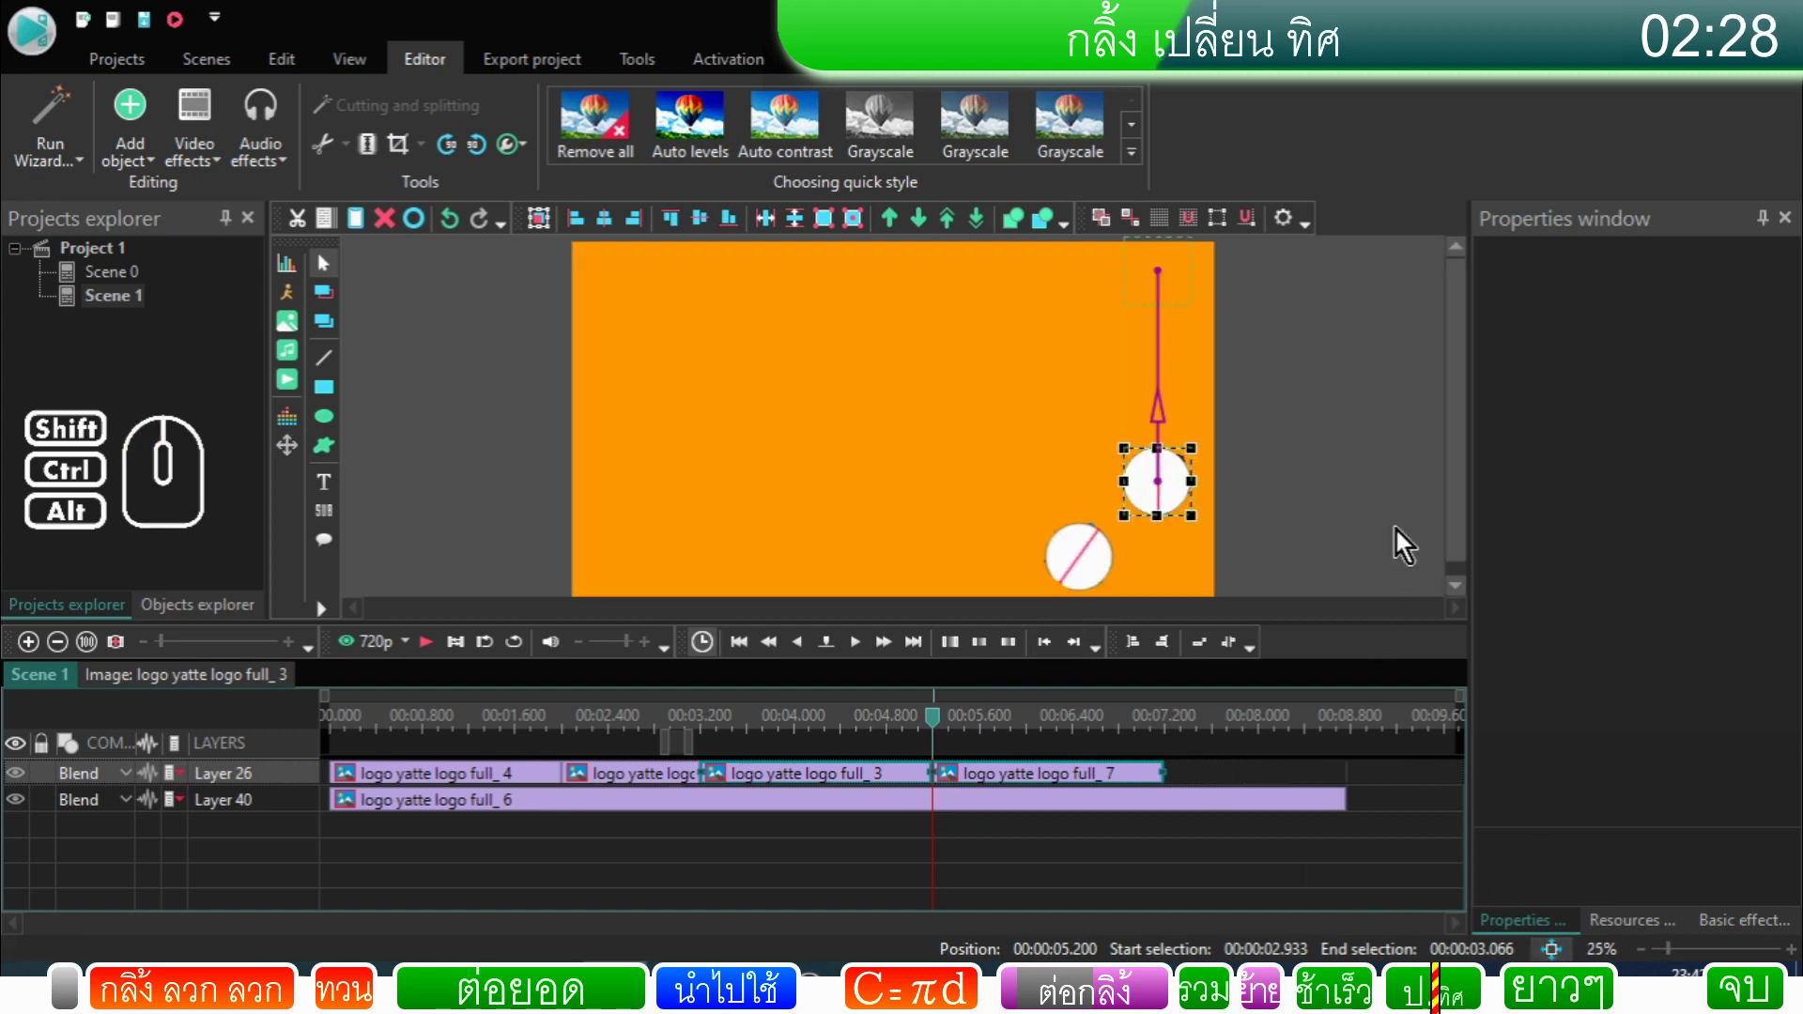
left_click(340, 725)
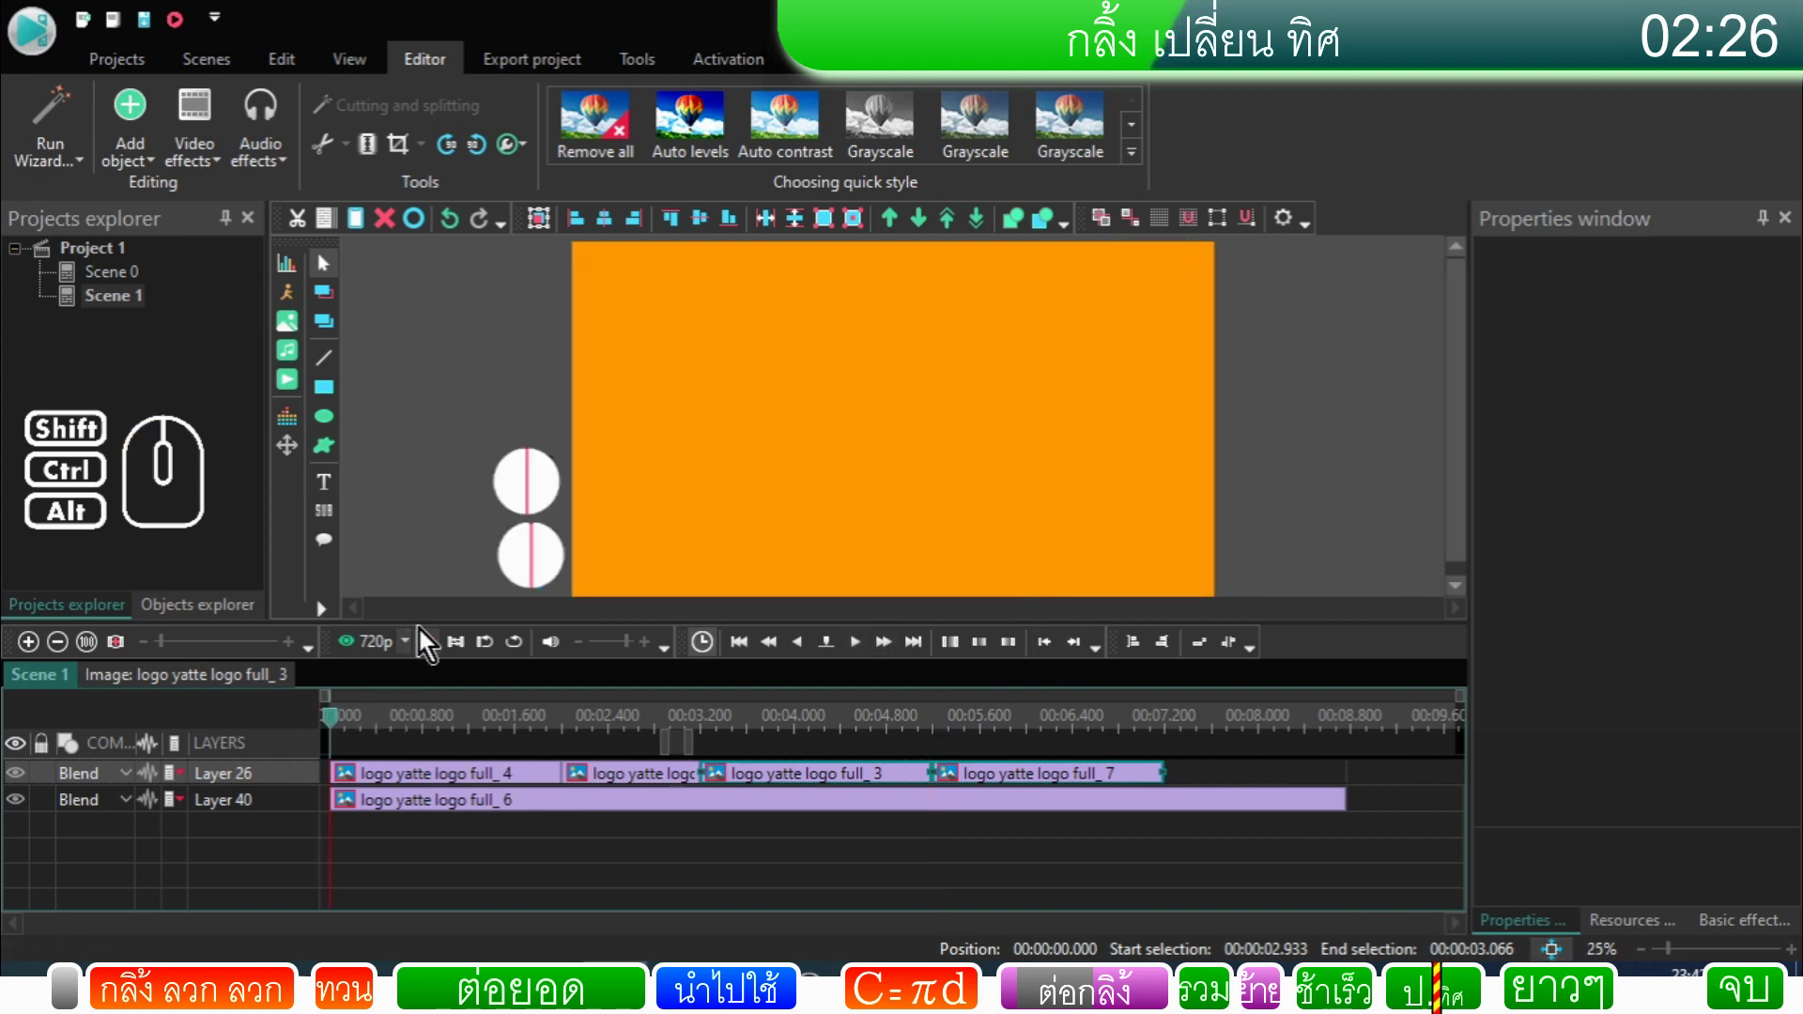
left_click(434, 657)
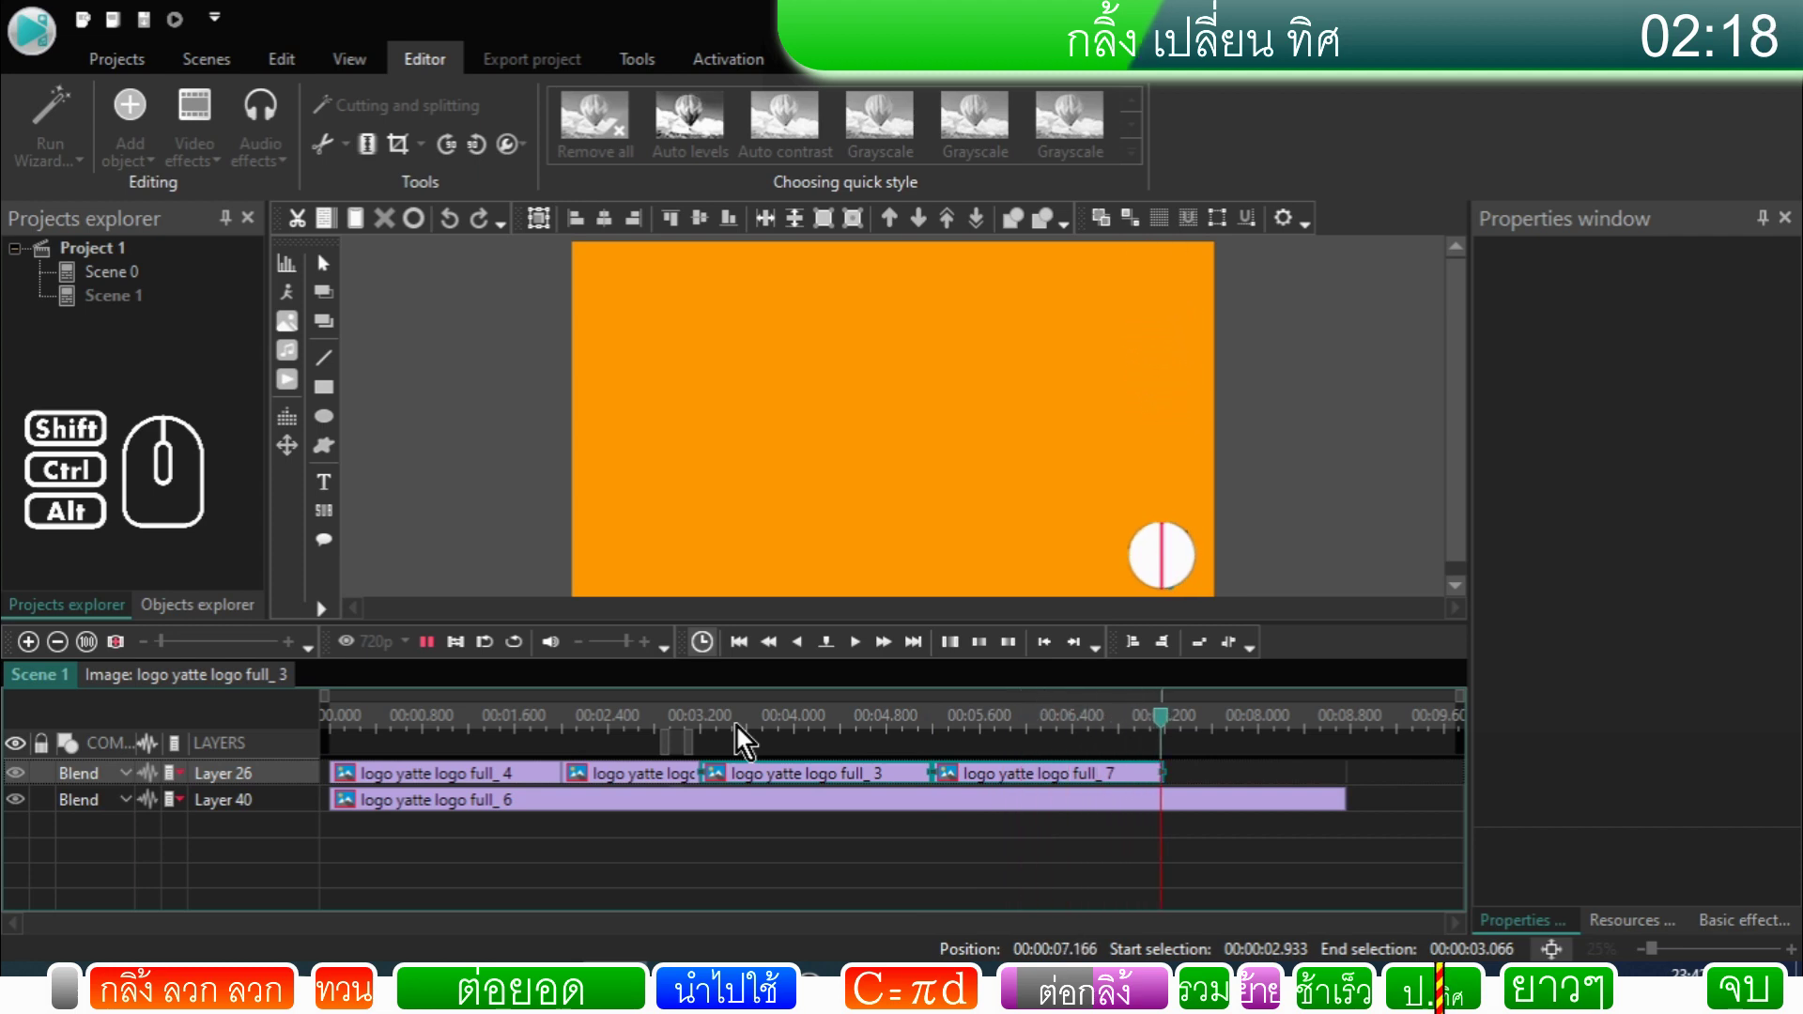
left_click(1458, 478)
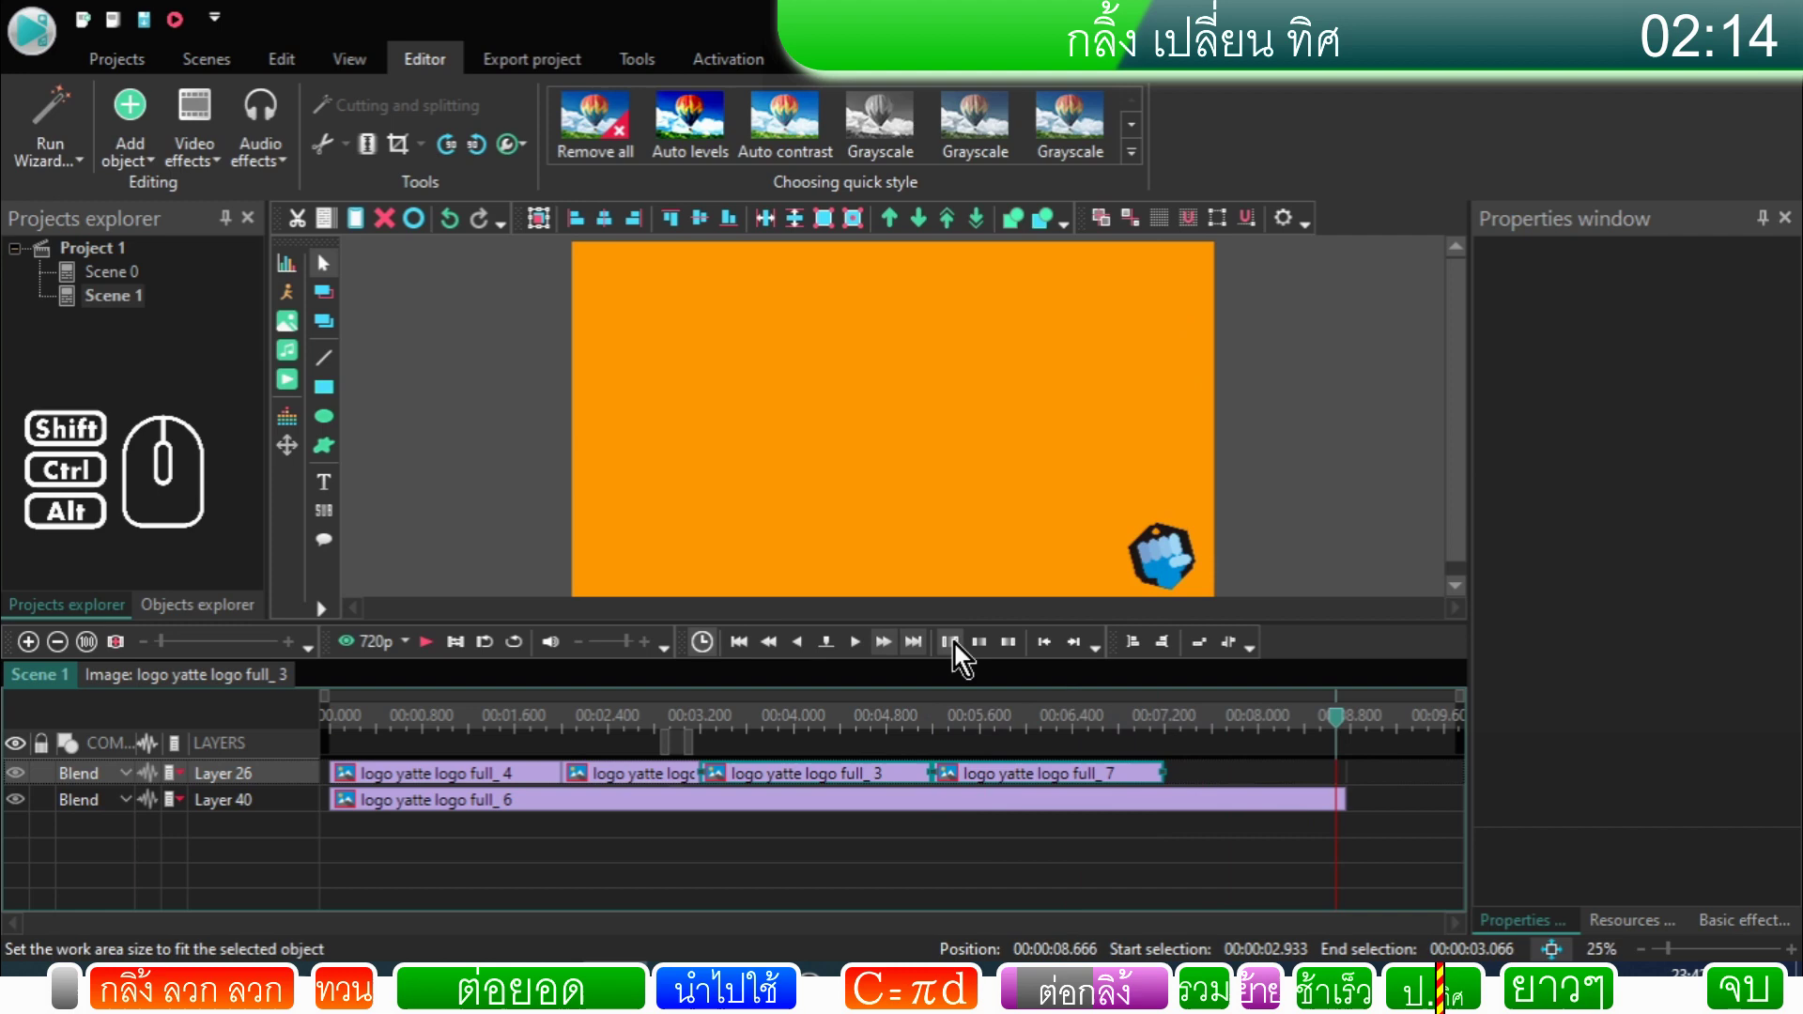
left_click(1054, 721)
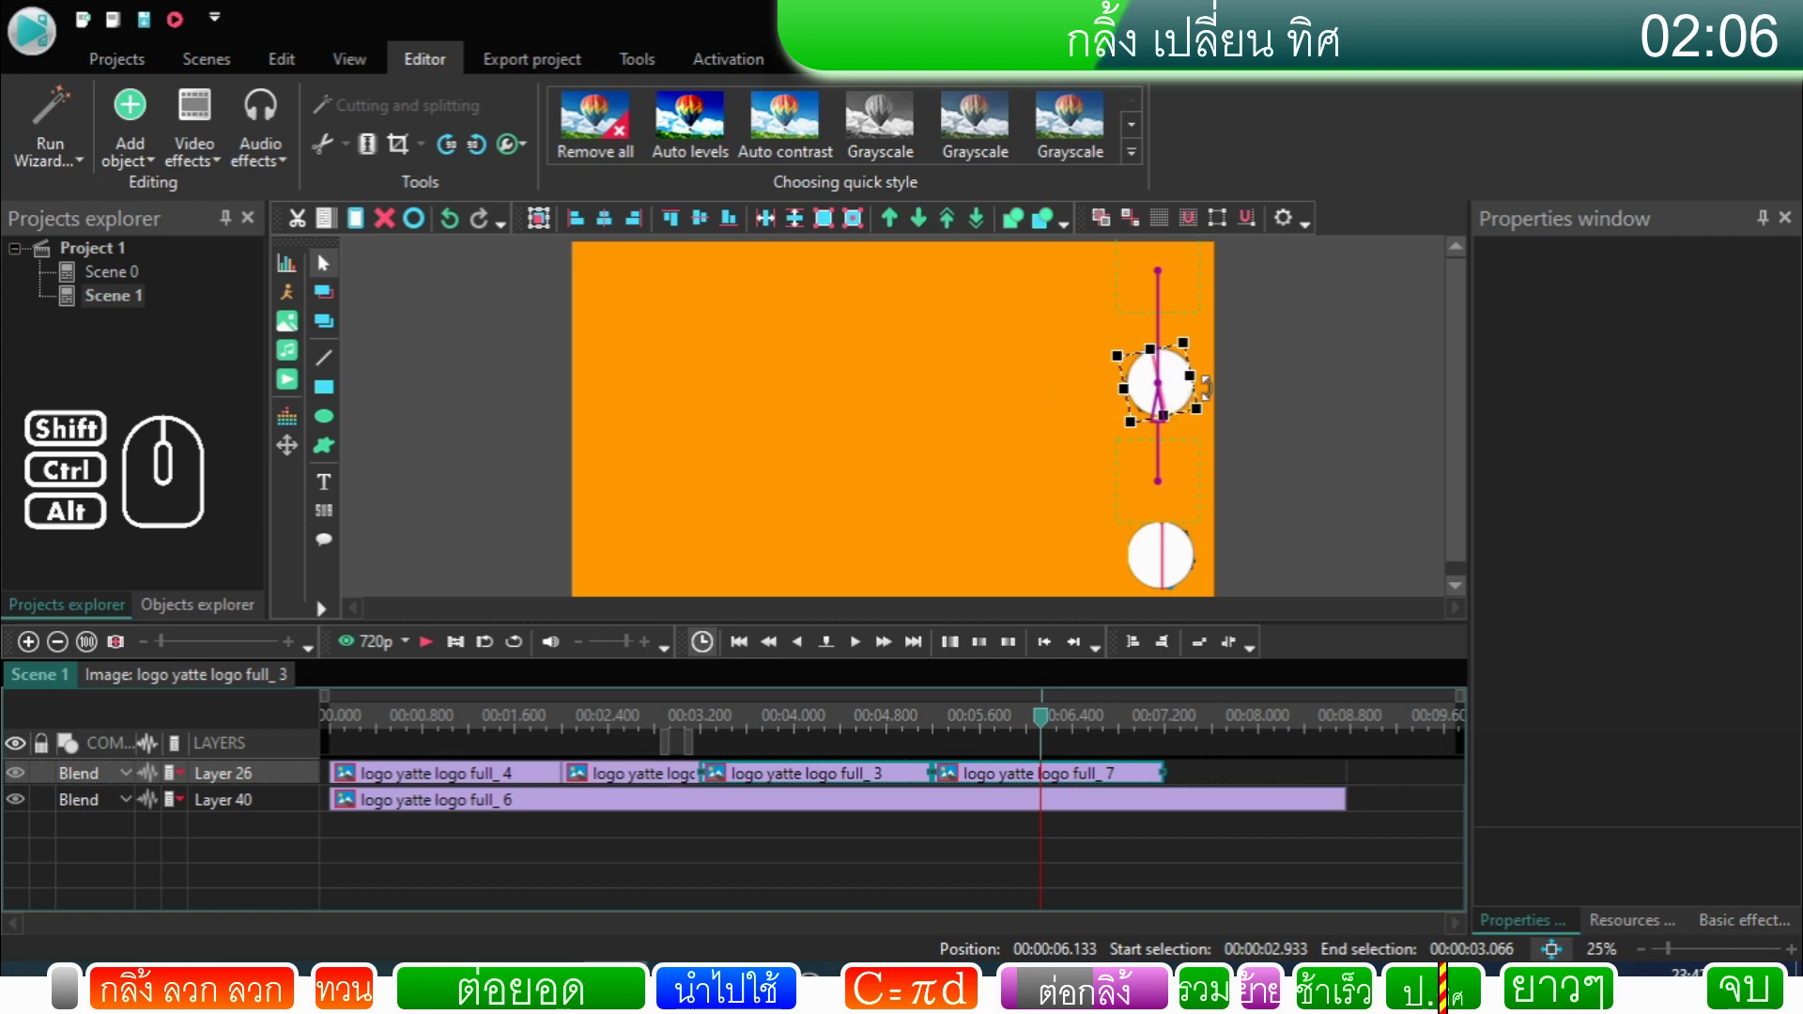
left_click(1294, 388)
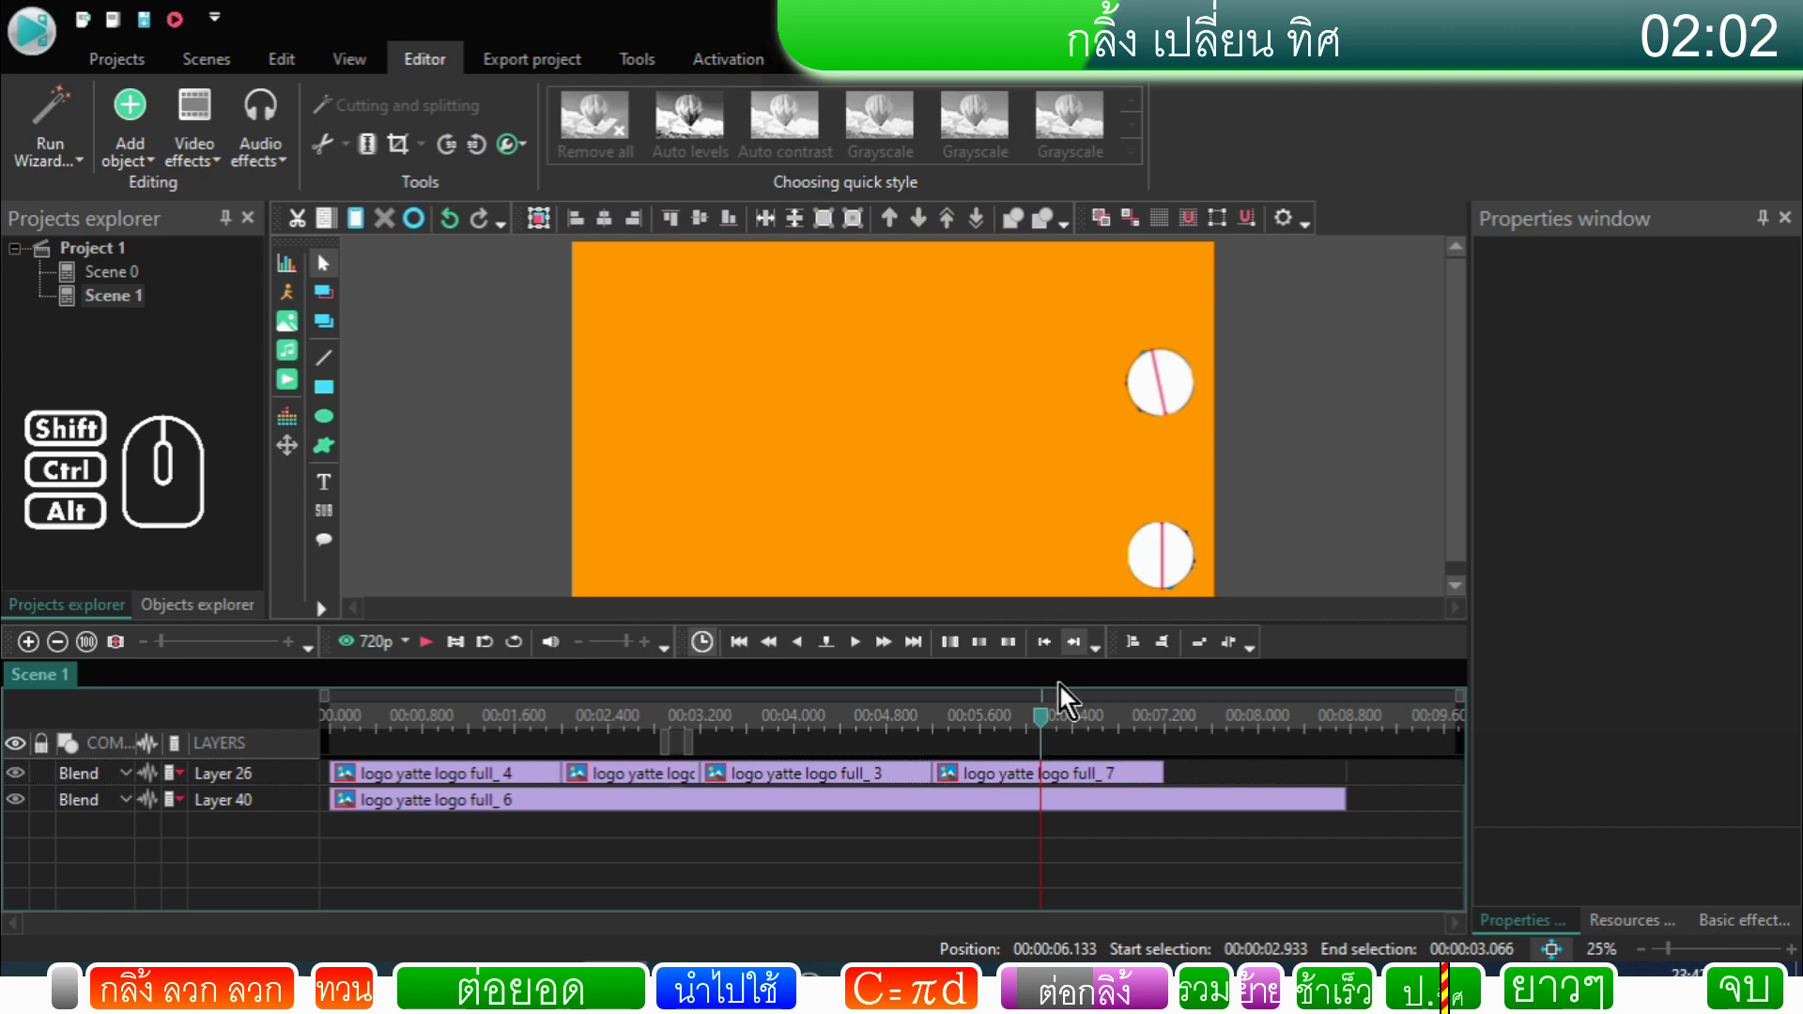
Step: Scrub to about 6.1 s, replay the drop, stop and select the logo_7 sprite
left_click_drag(1045, 725, 912, 735)
left_click(423, 656)
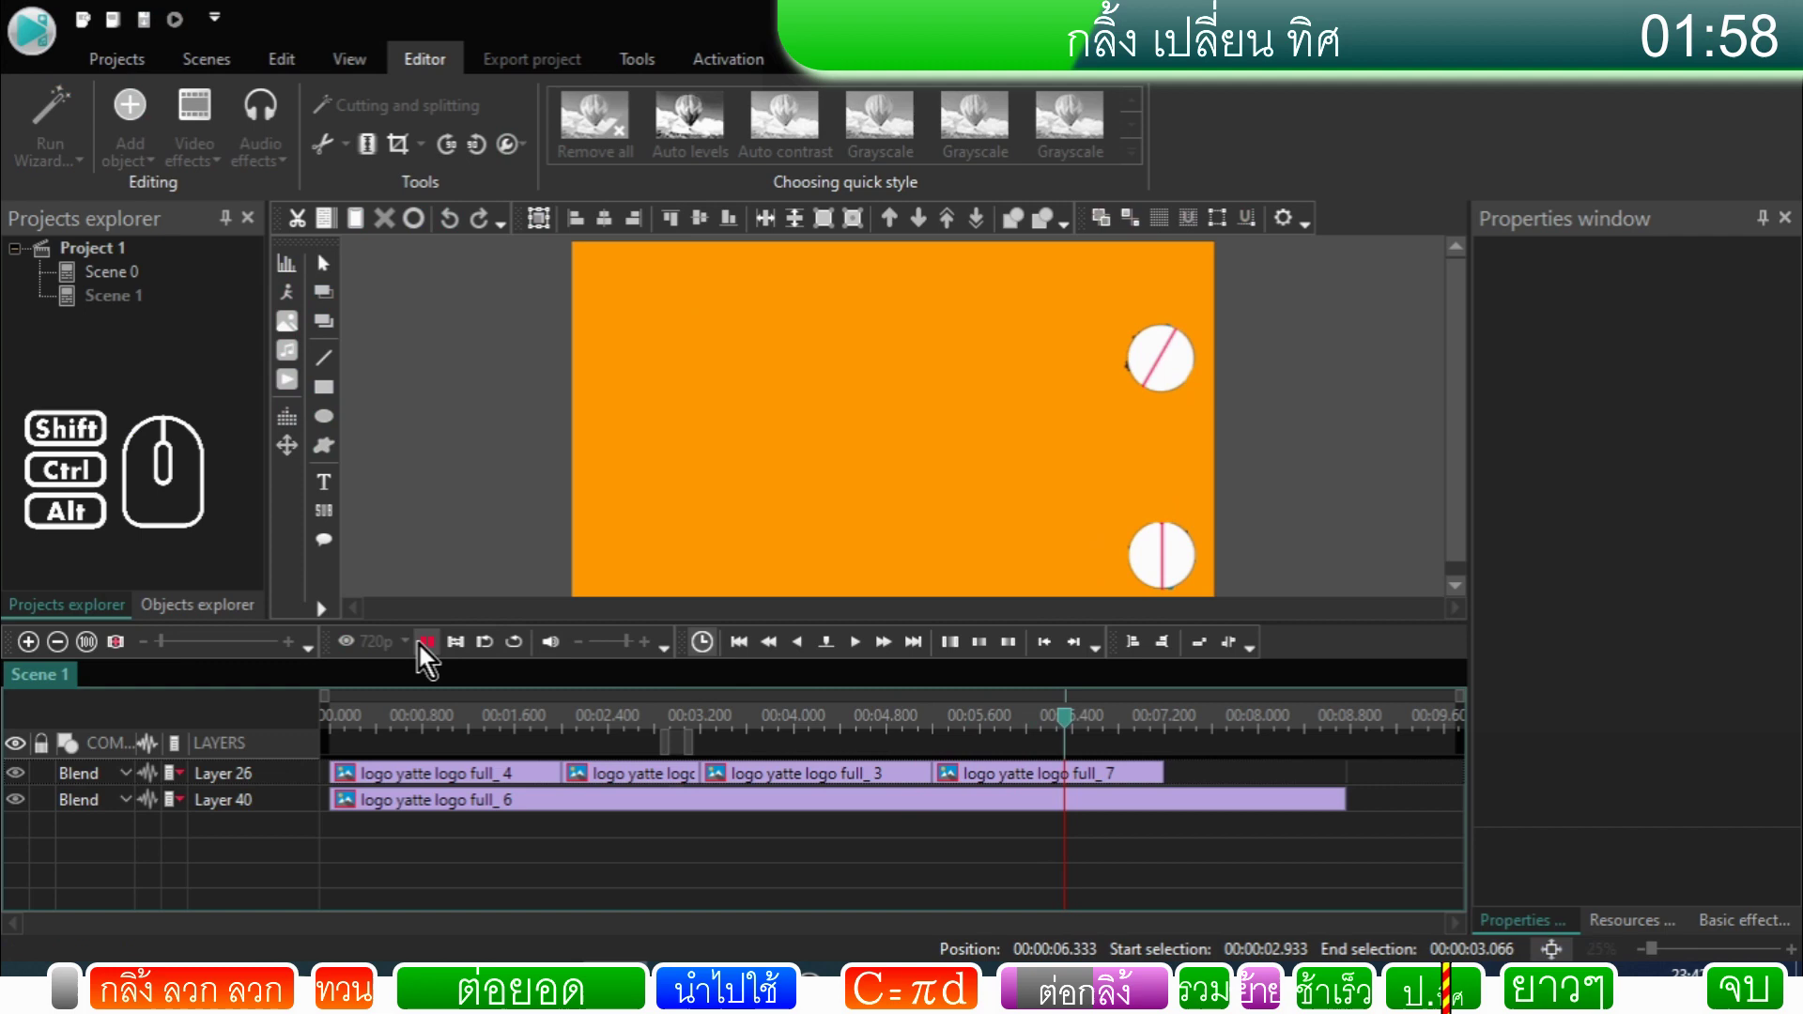
left_click(426, 655)
double_click(1033, 781)
left_click(23, 841)
left_click(14, 862)
left_click(67, 696)
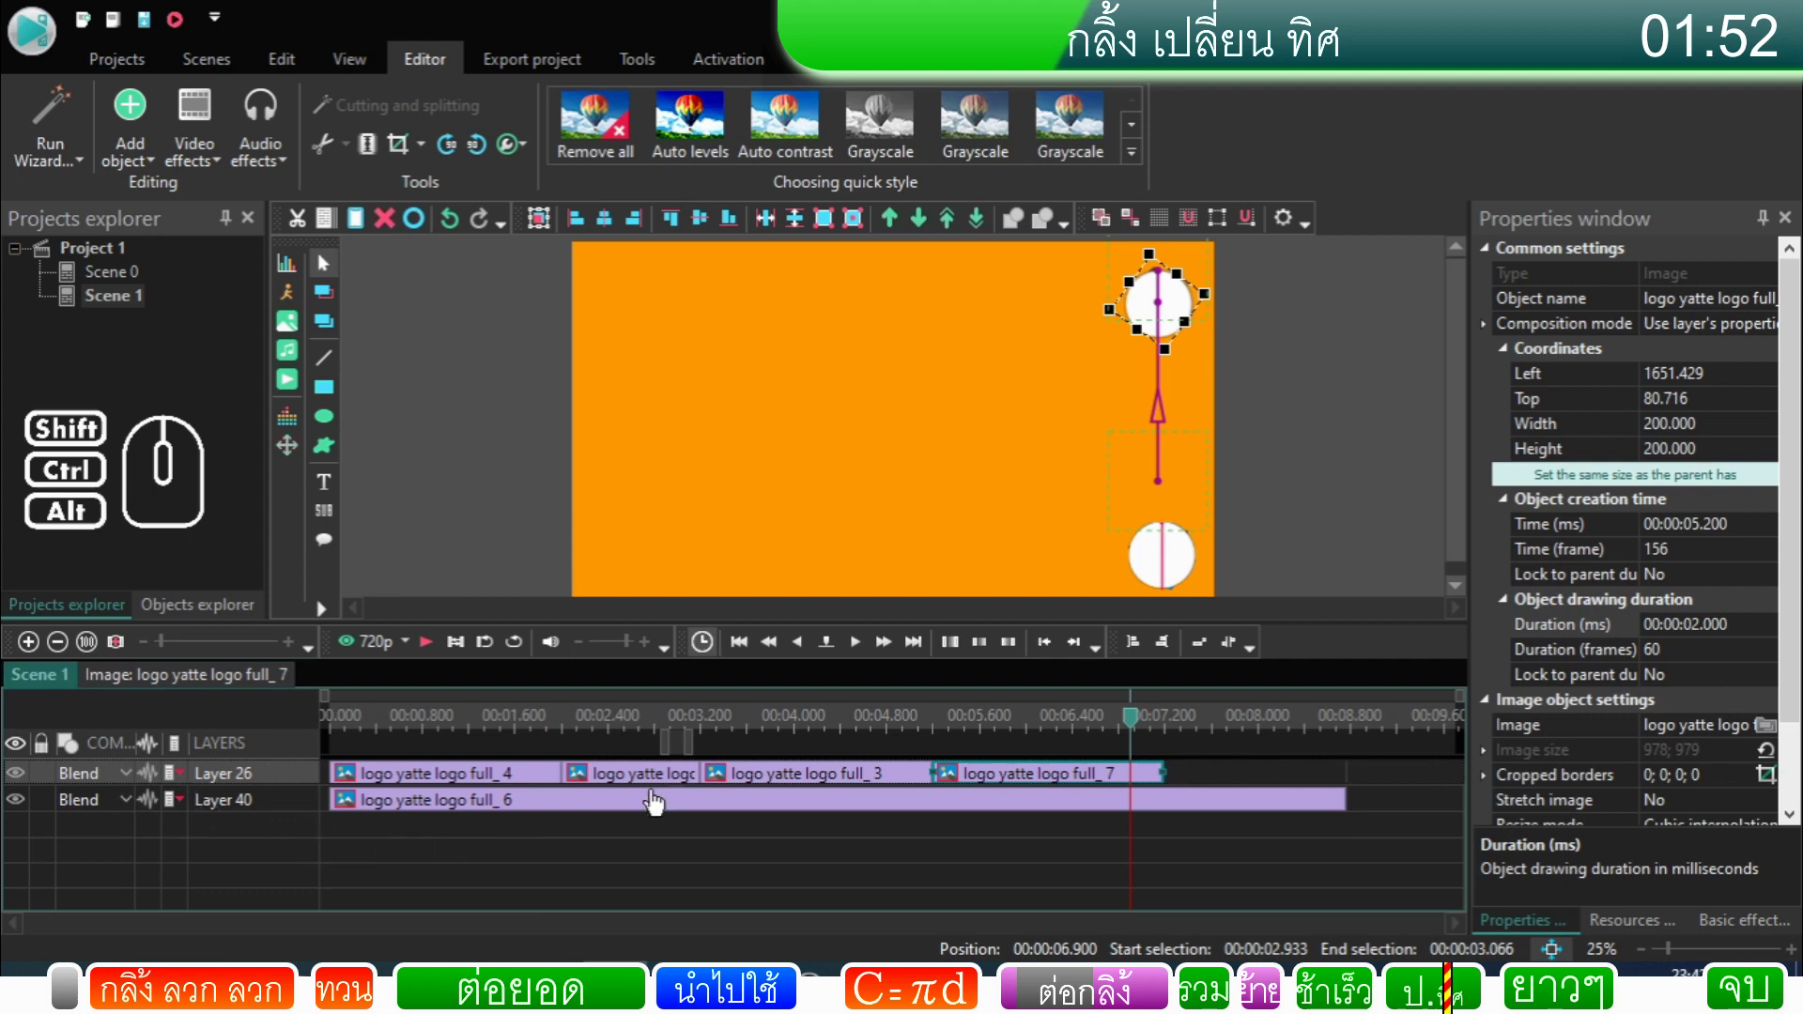
Step: Inspect logo_3's Line 3 path and logo_5's inner timeline, previewing and stopping playback
double_click(739, 783)
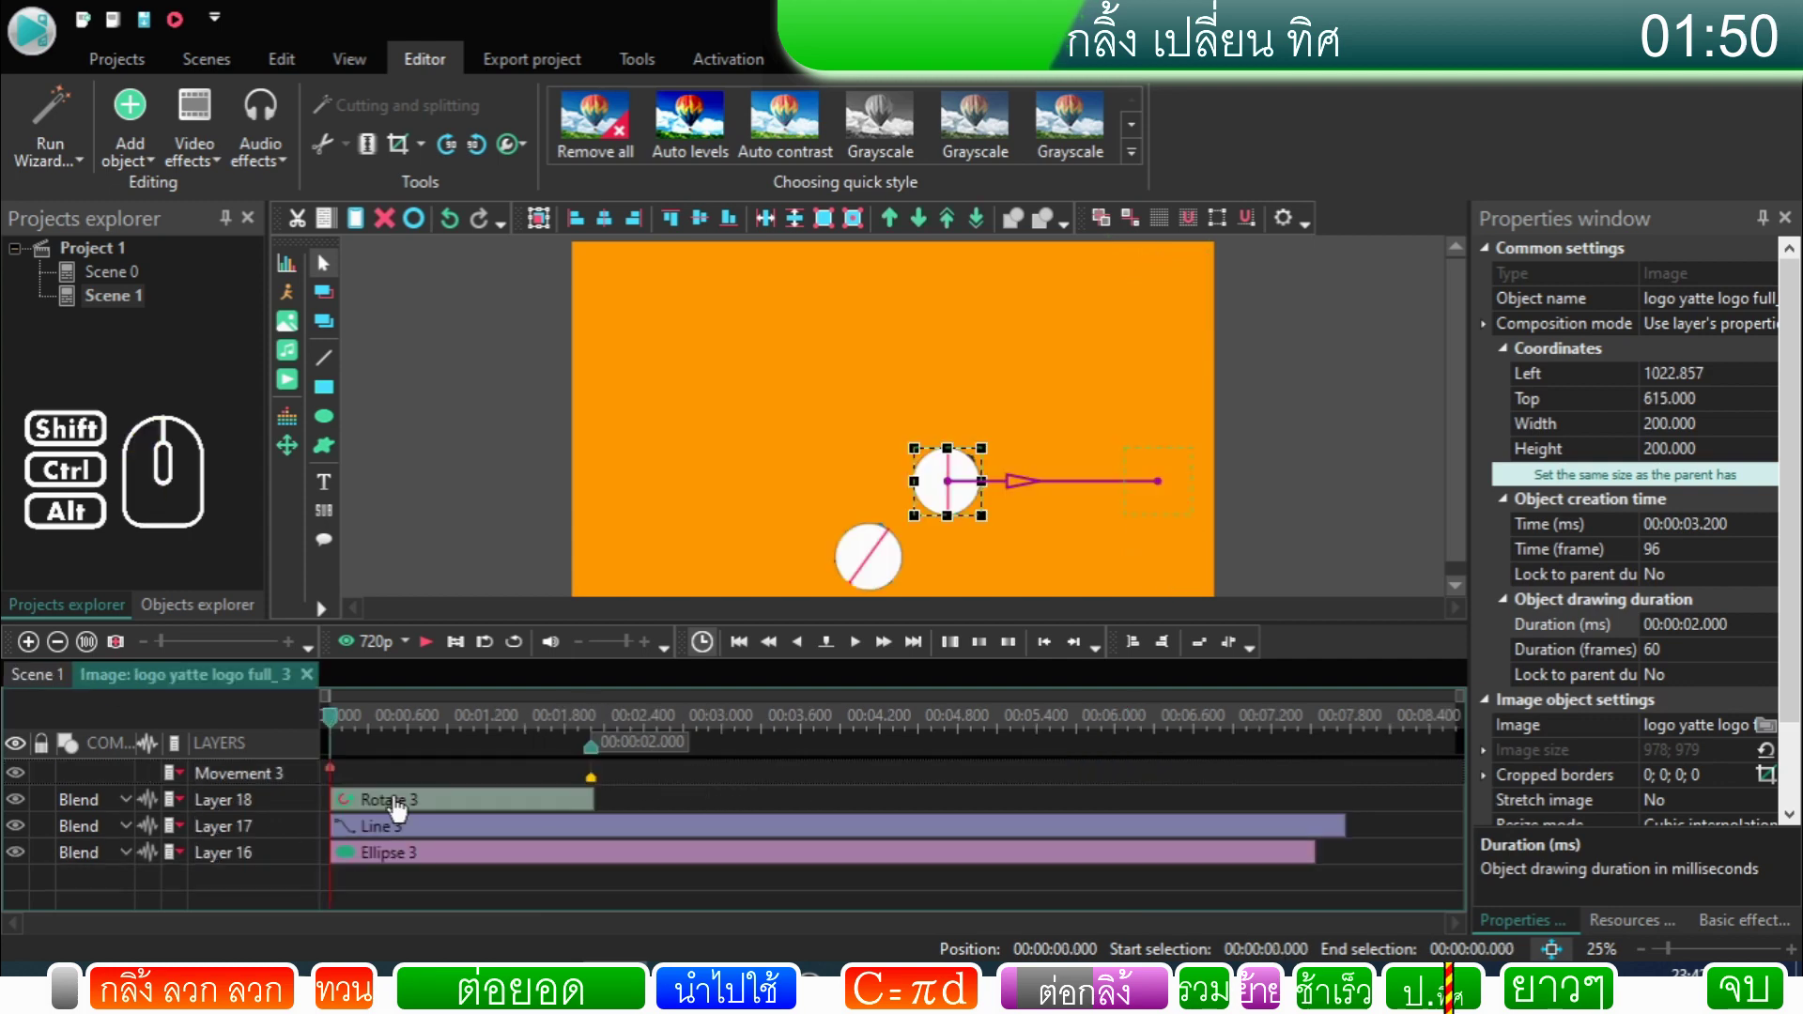
left_click(16, 845)
left_click(22, 859)
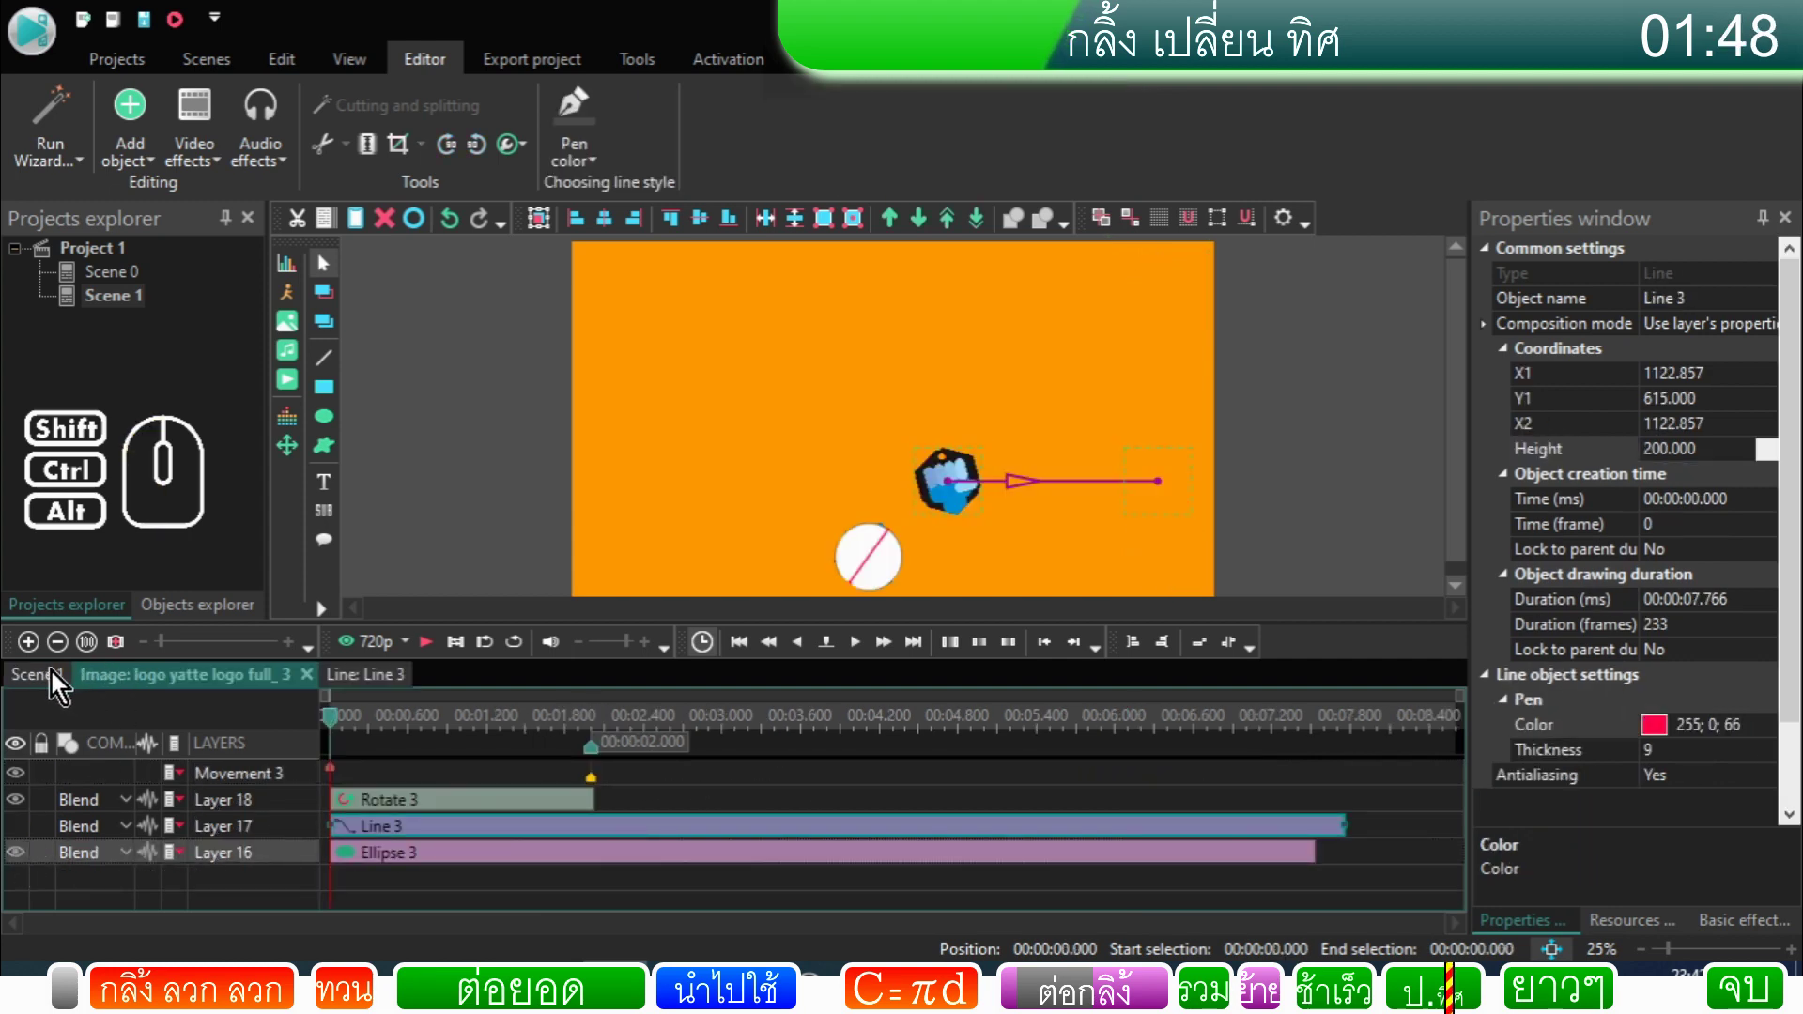
left_click(56, 685)
double_click(591, 775)
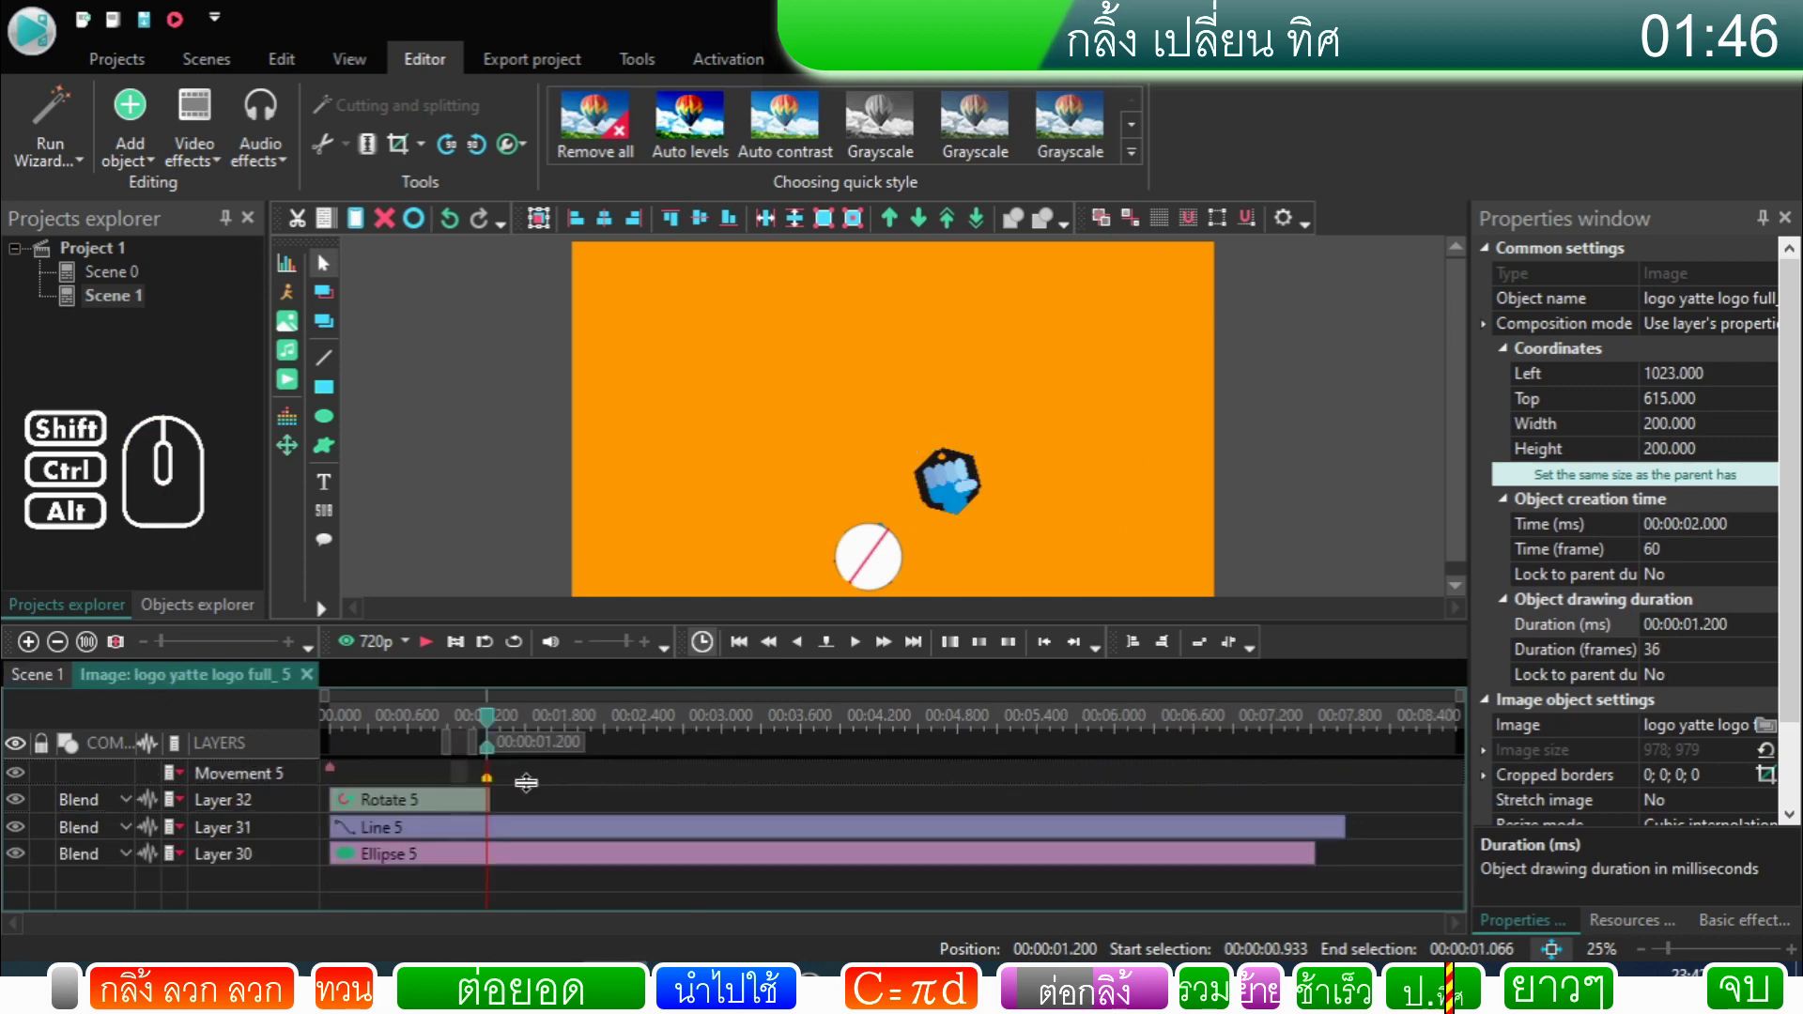
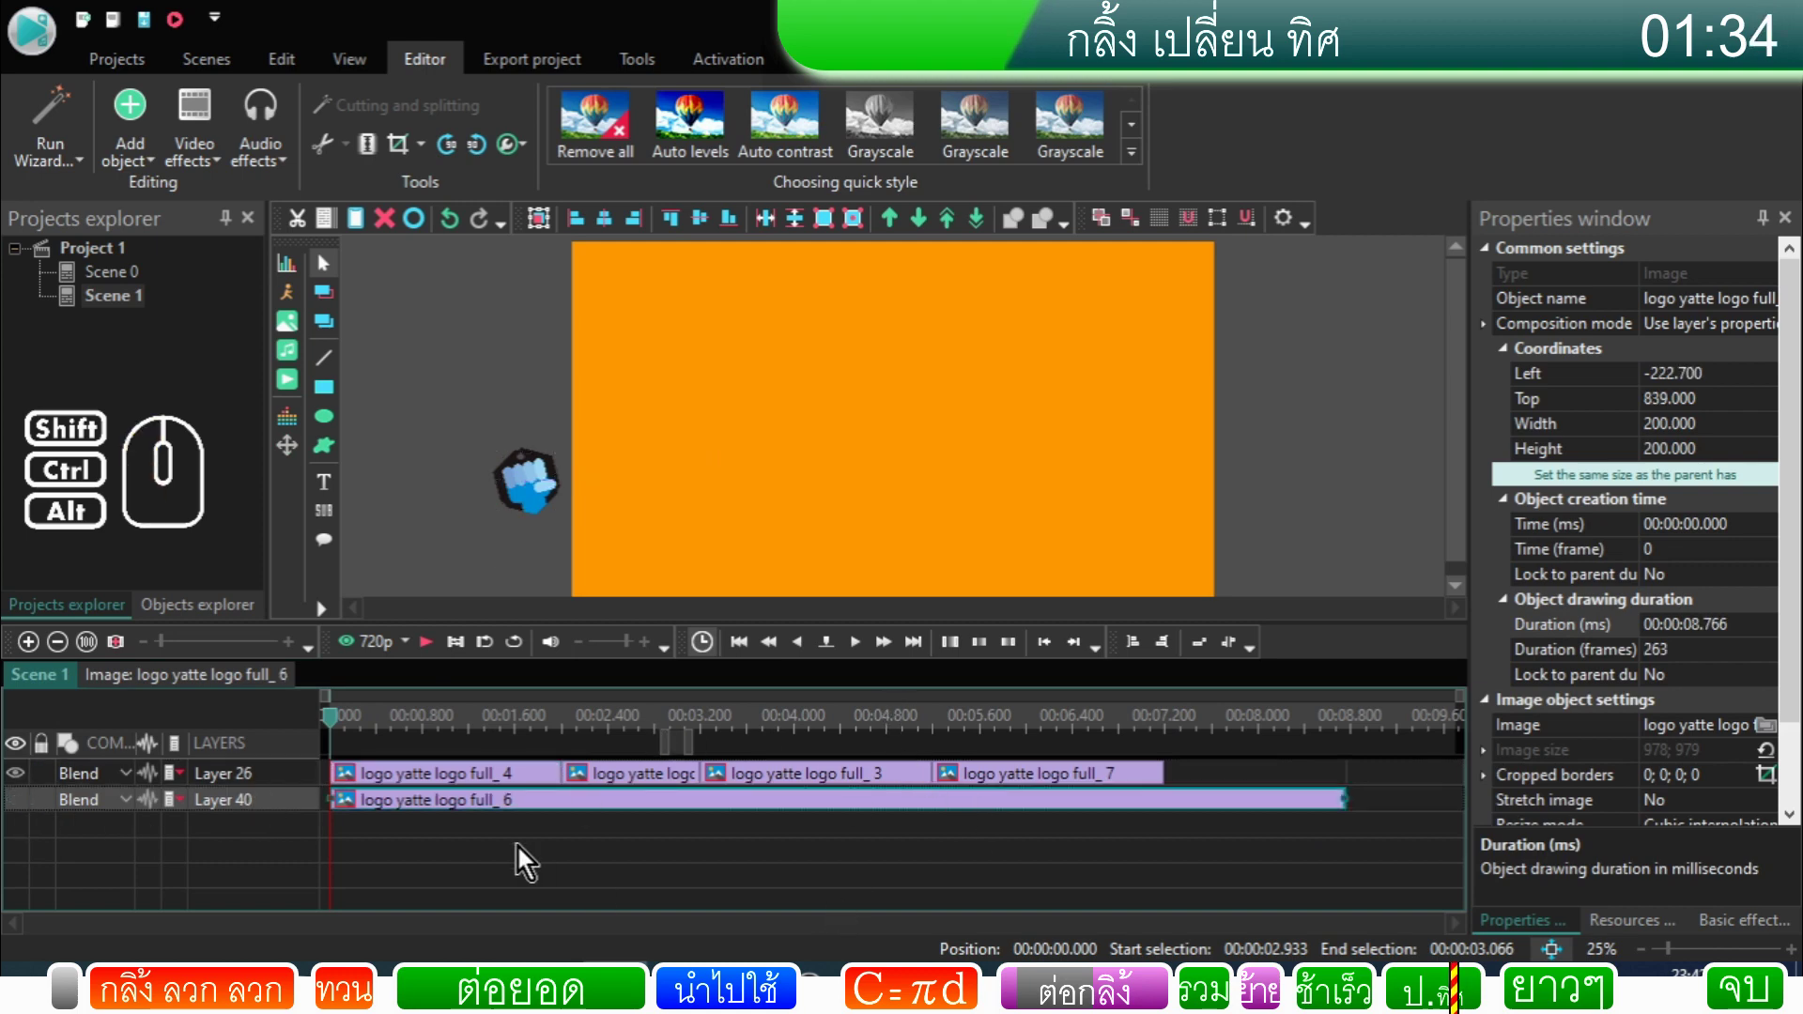
left_click(440, 657)
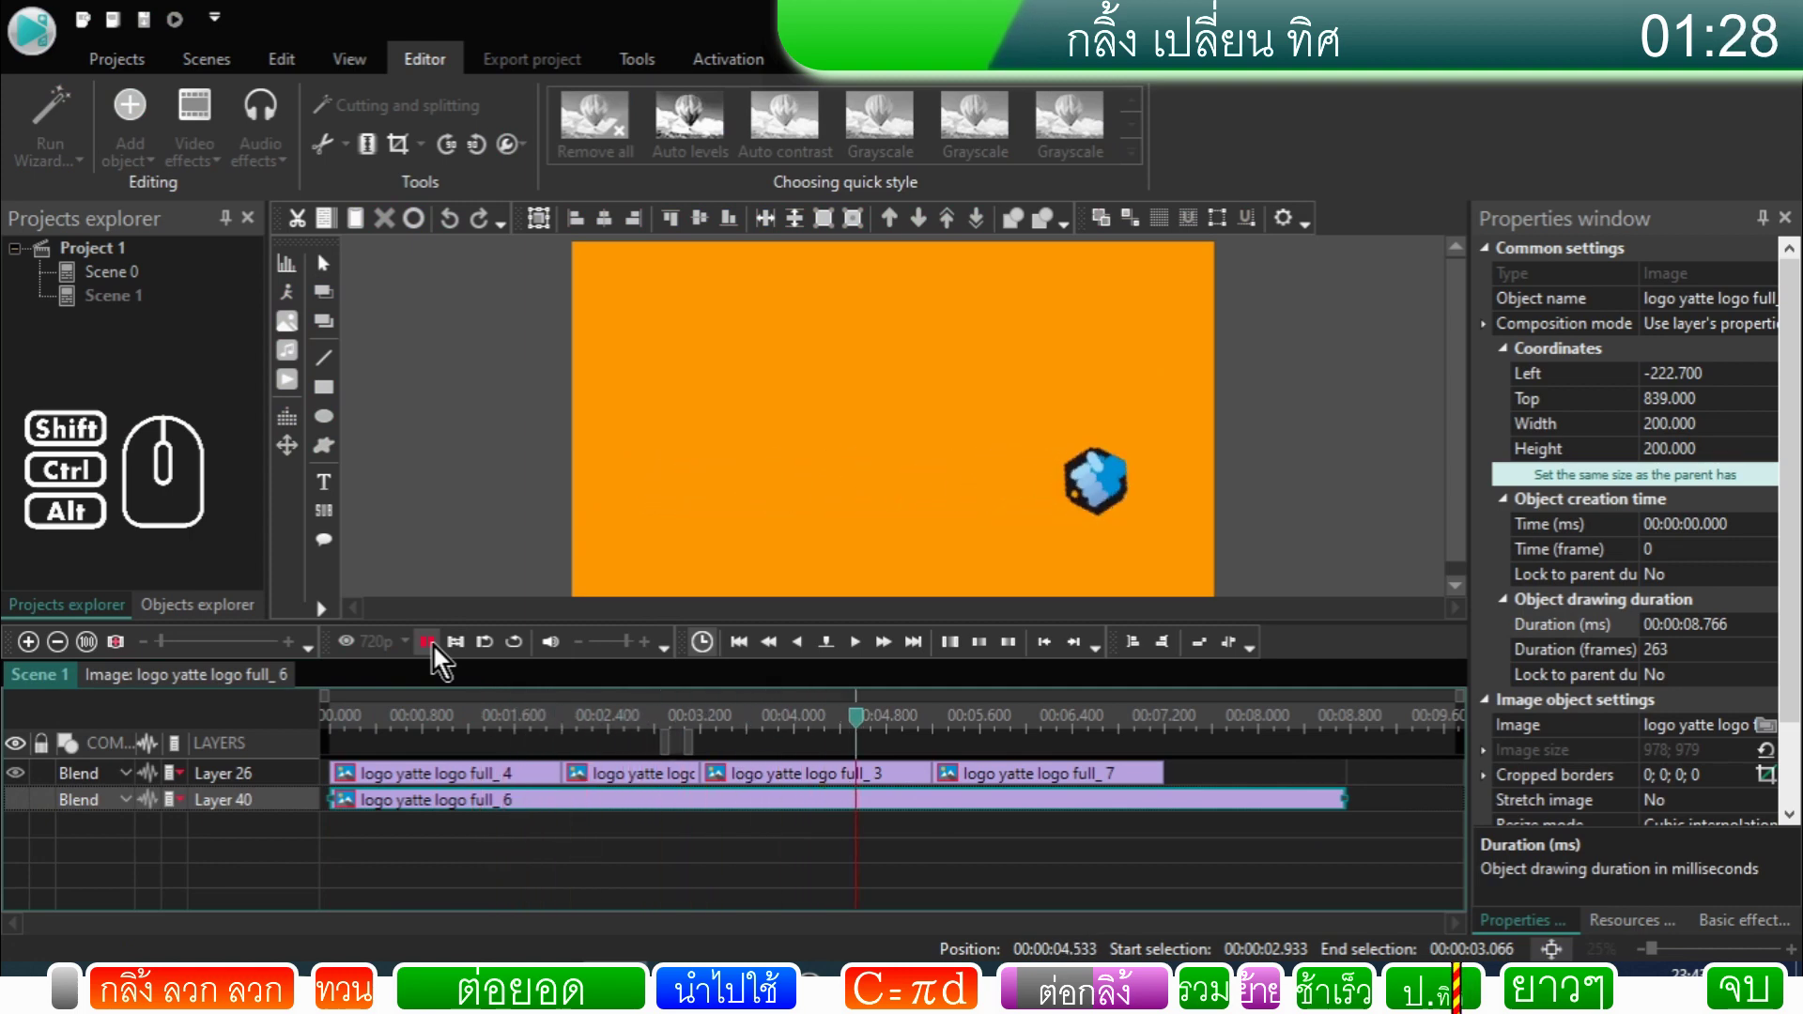
left_click(440, 657)
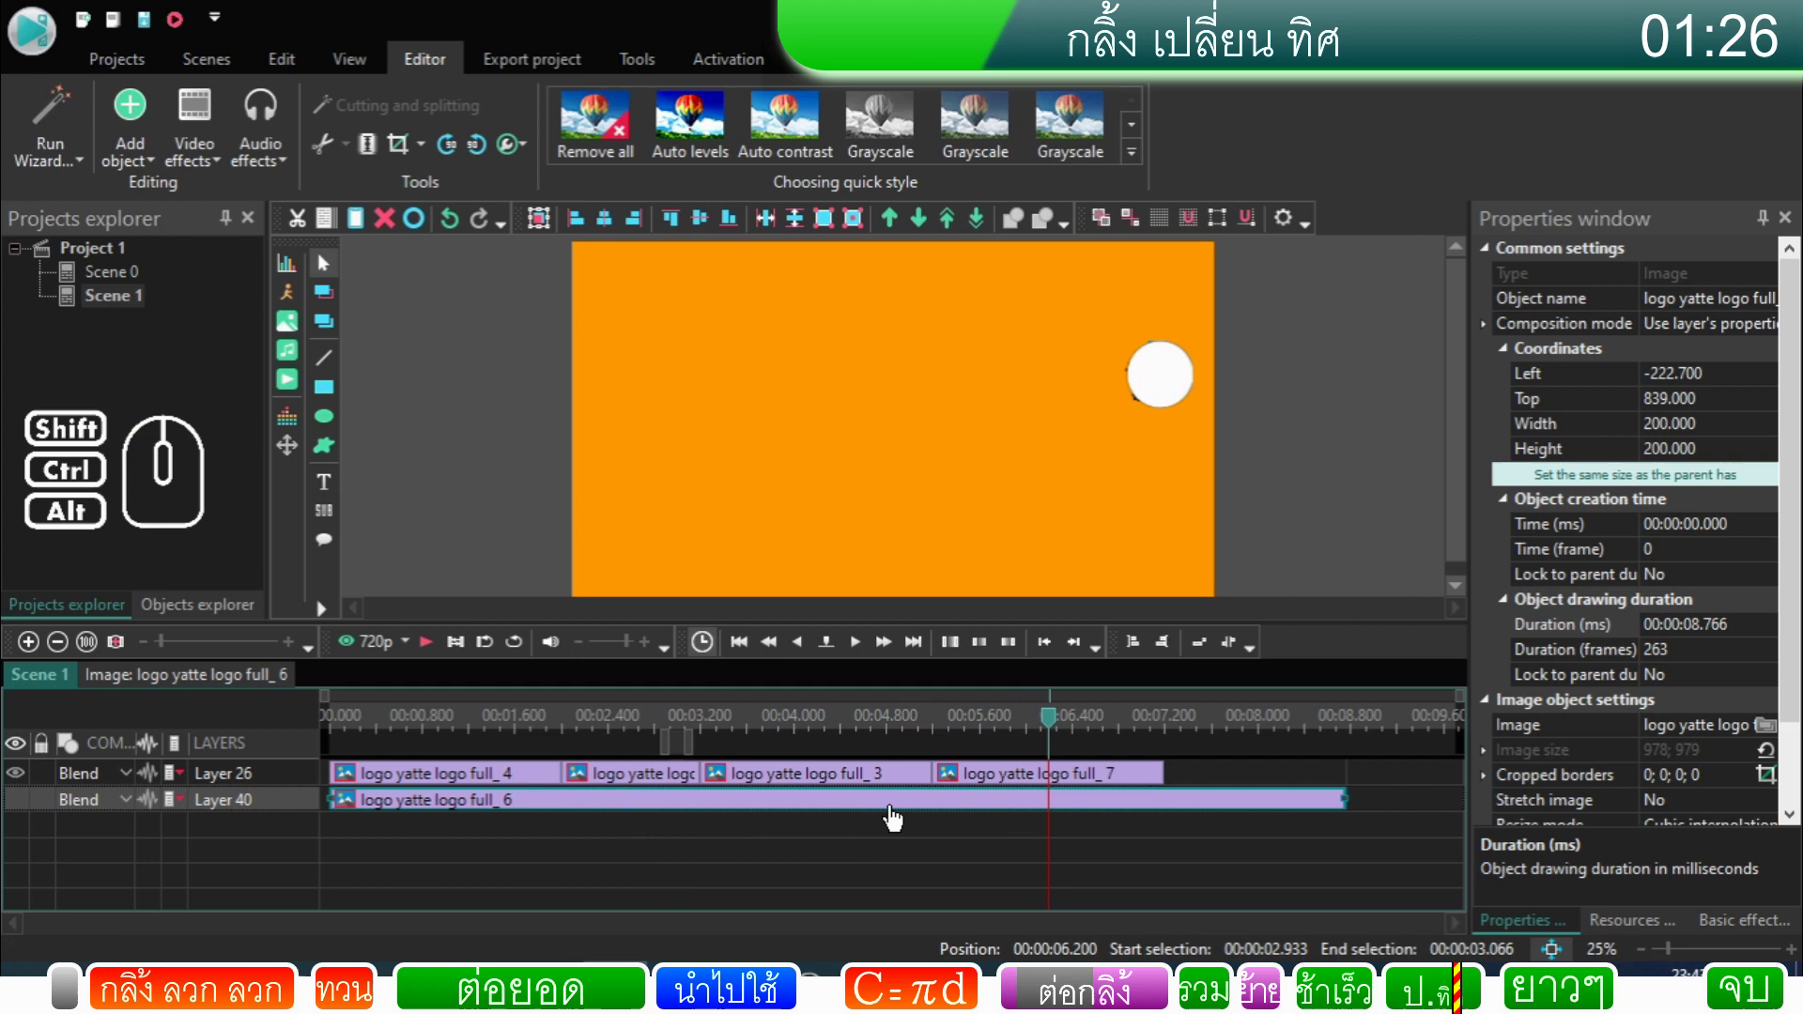
Step: Check logo full_7's contents, select it in Scene 1 with the playhead at about 5.1 s
double_click(968, 781)
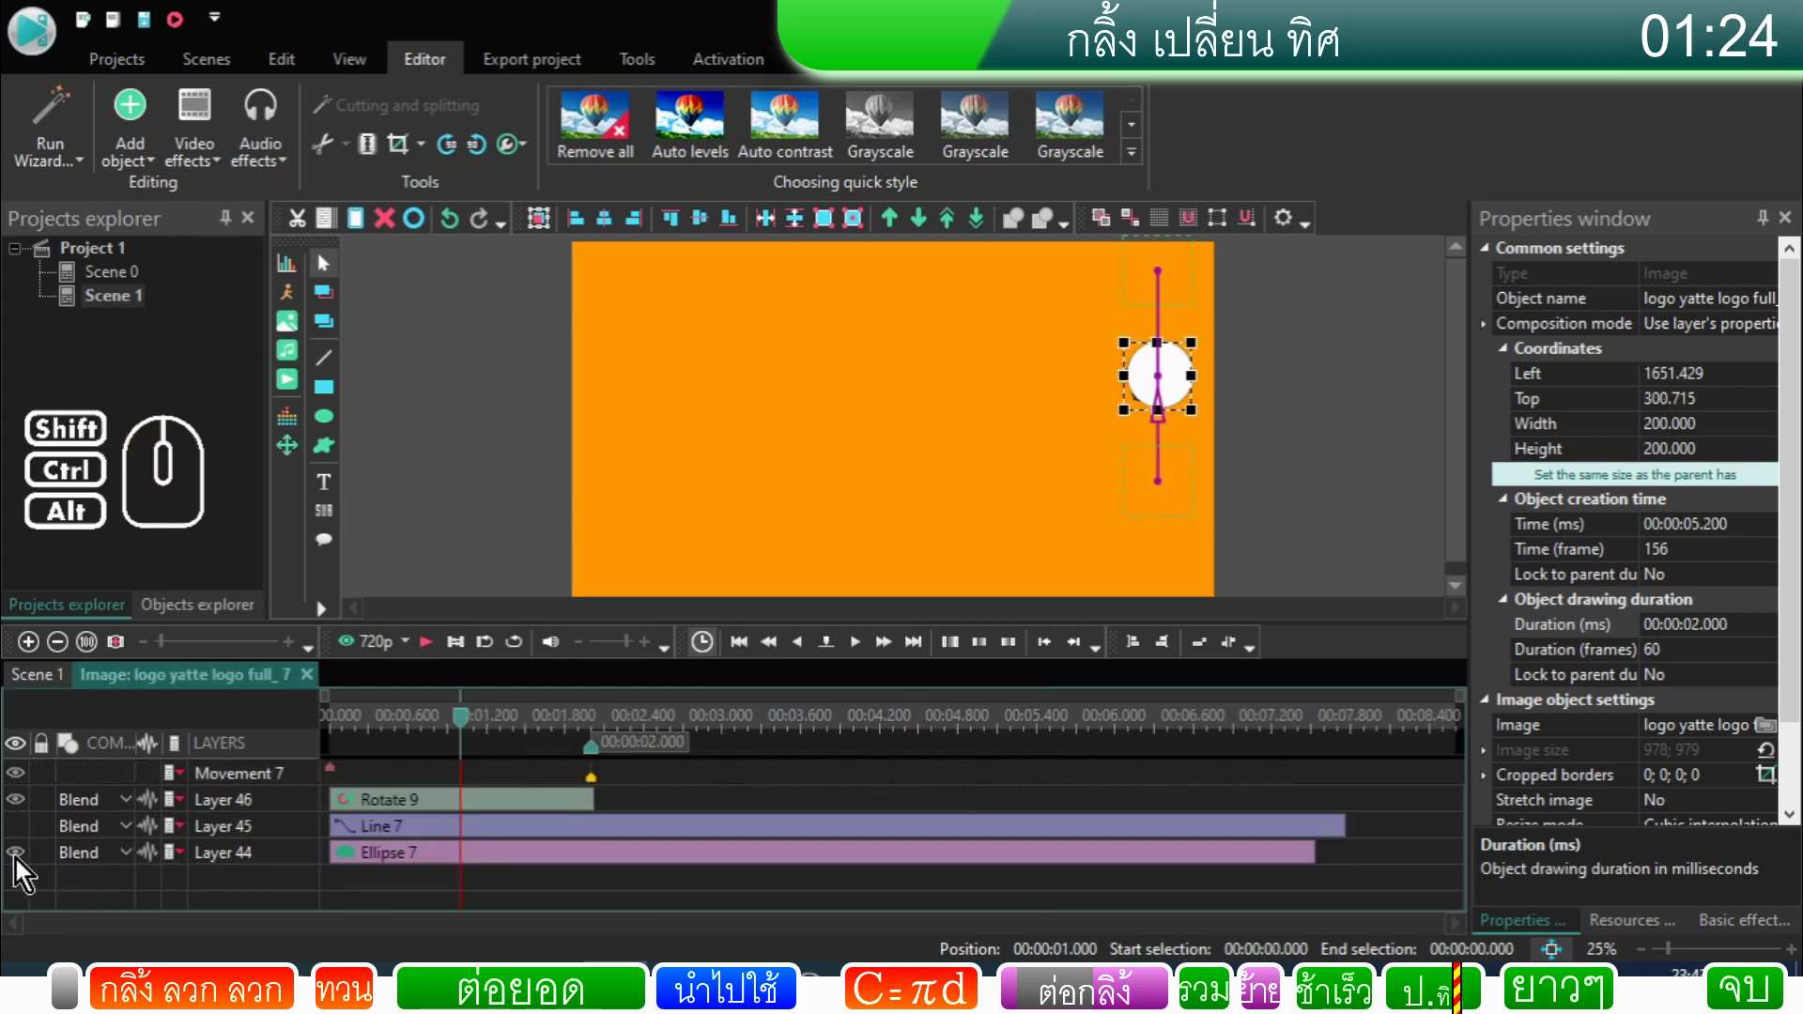
left_click(15, 865)
left_click(52, 688)
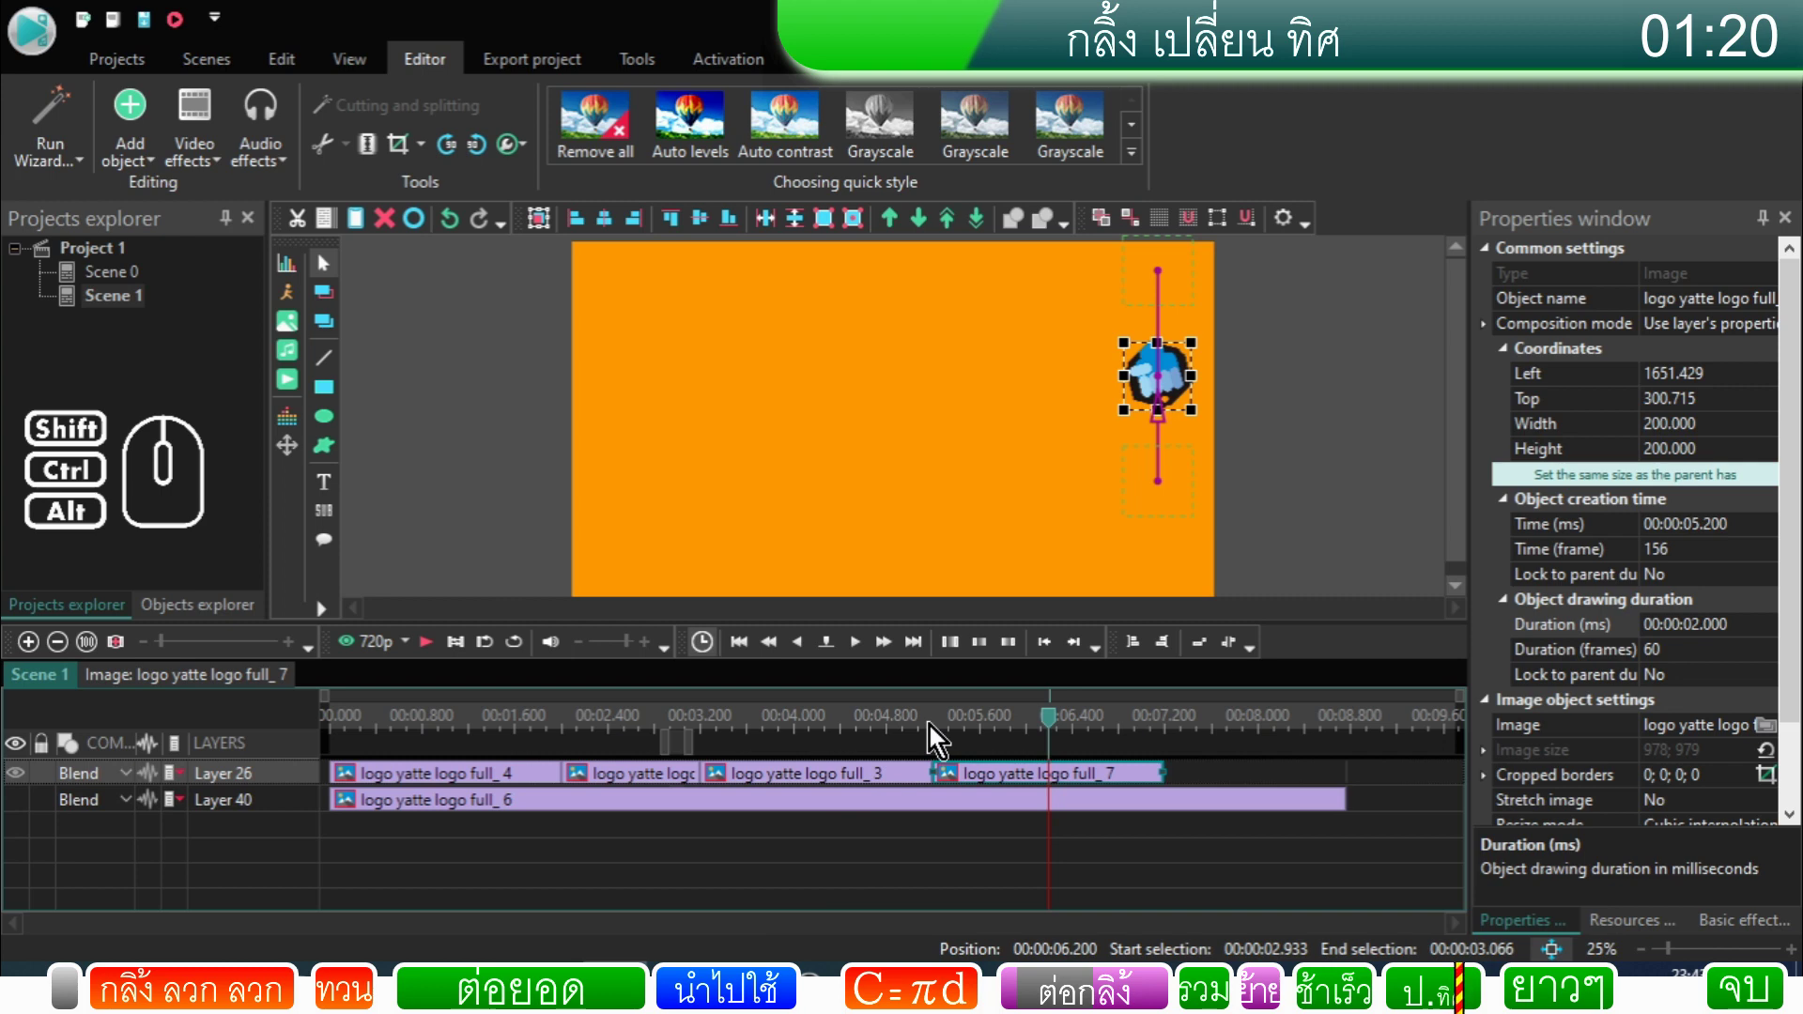
left_click(937, 735)
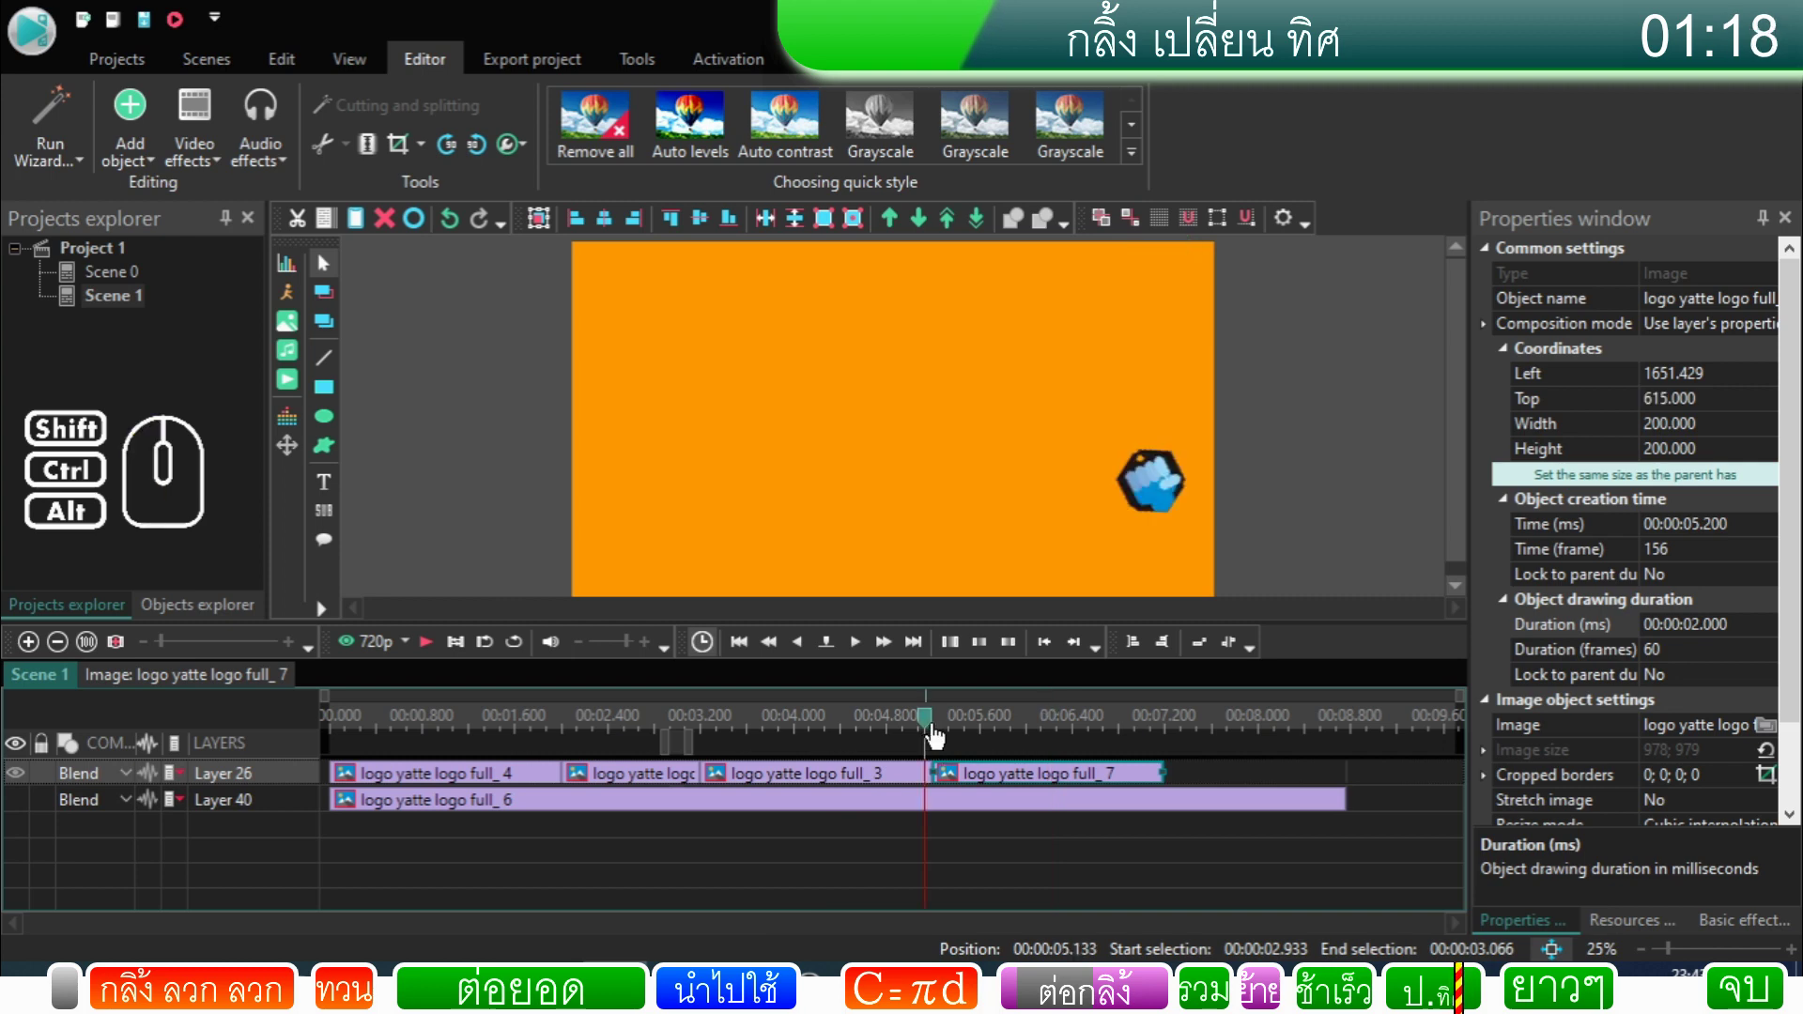
left_click_drag(1459, 458, 1456, 507)
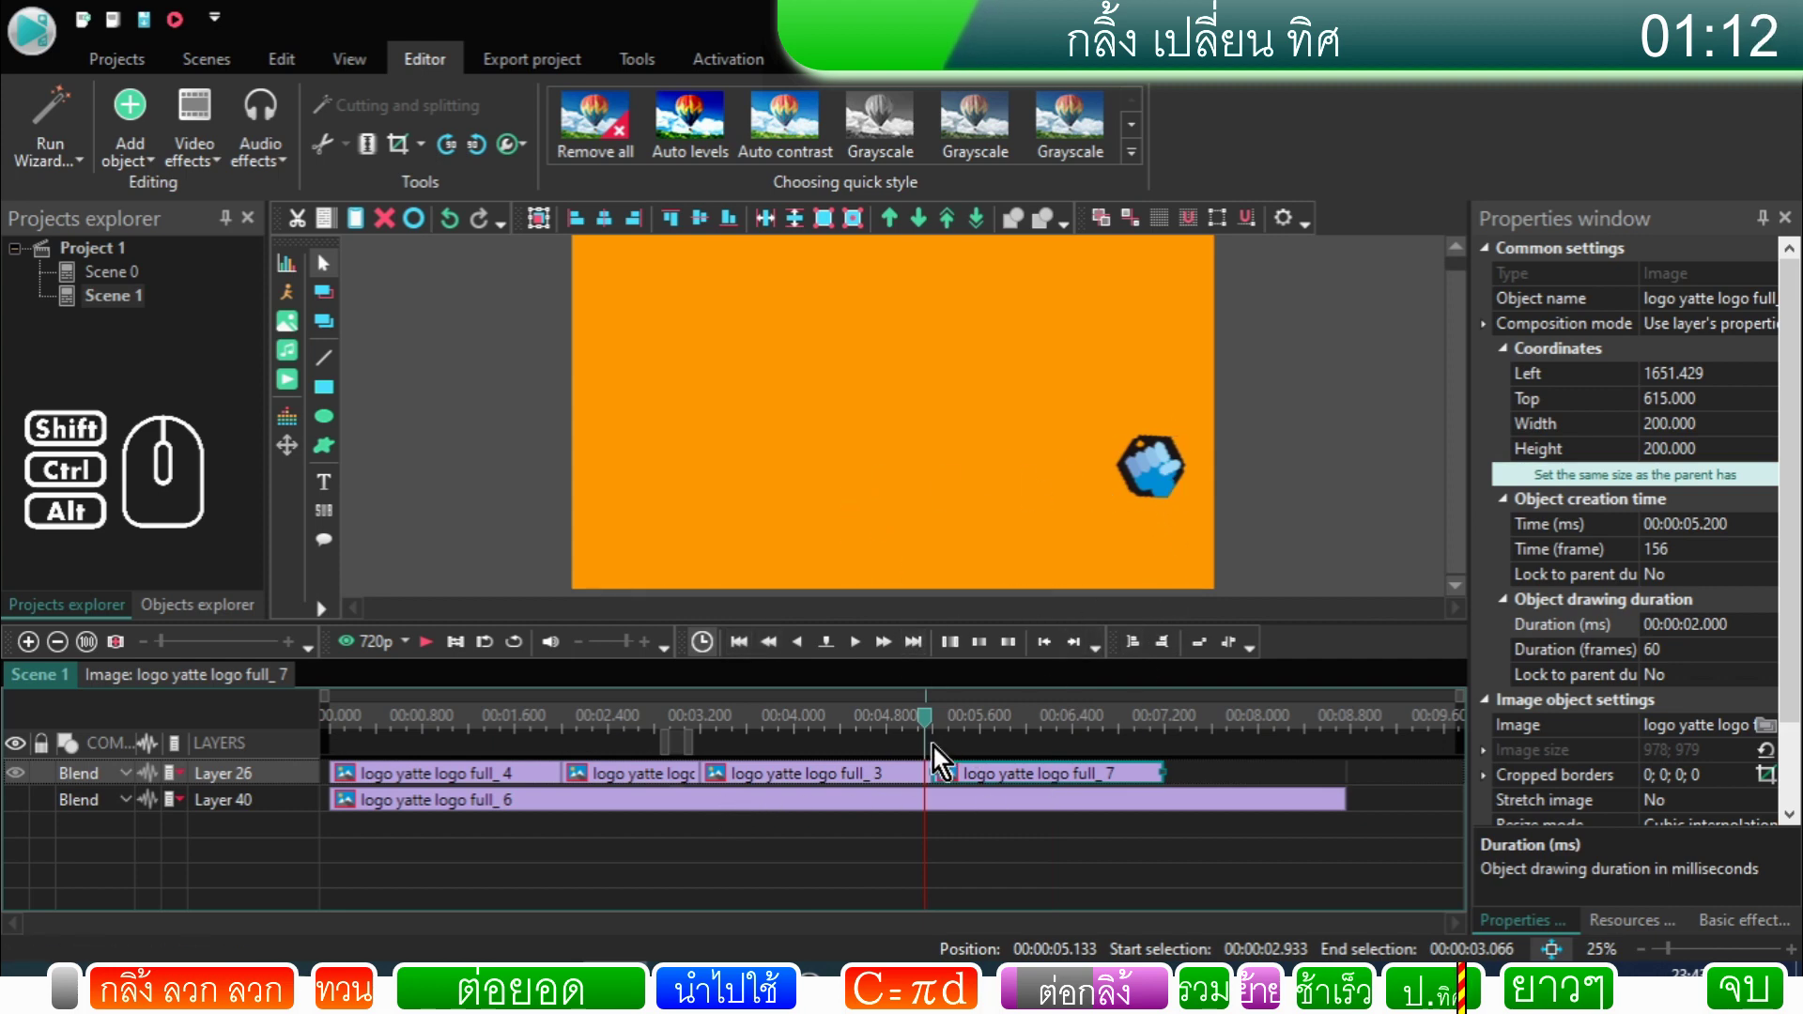
Step: Select the logo sprites and drag them down against the bottom-right edge of the scene
left_click(931, 777)
right_click(931, 778)
left_click(969, 734)
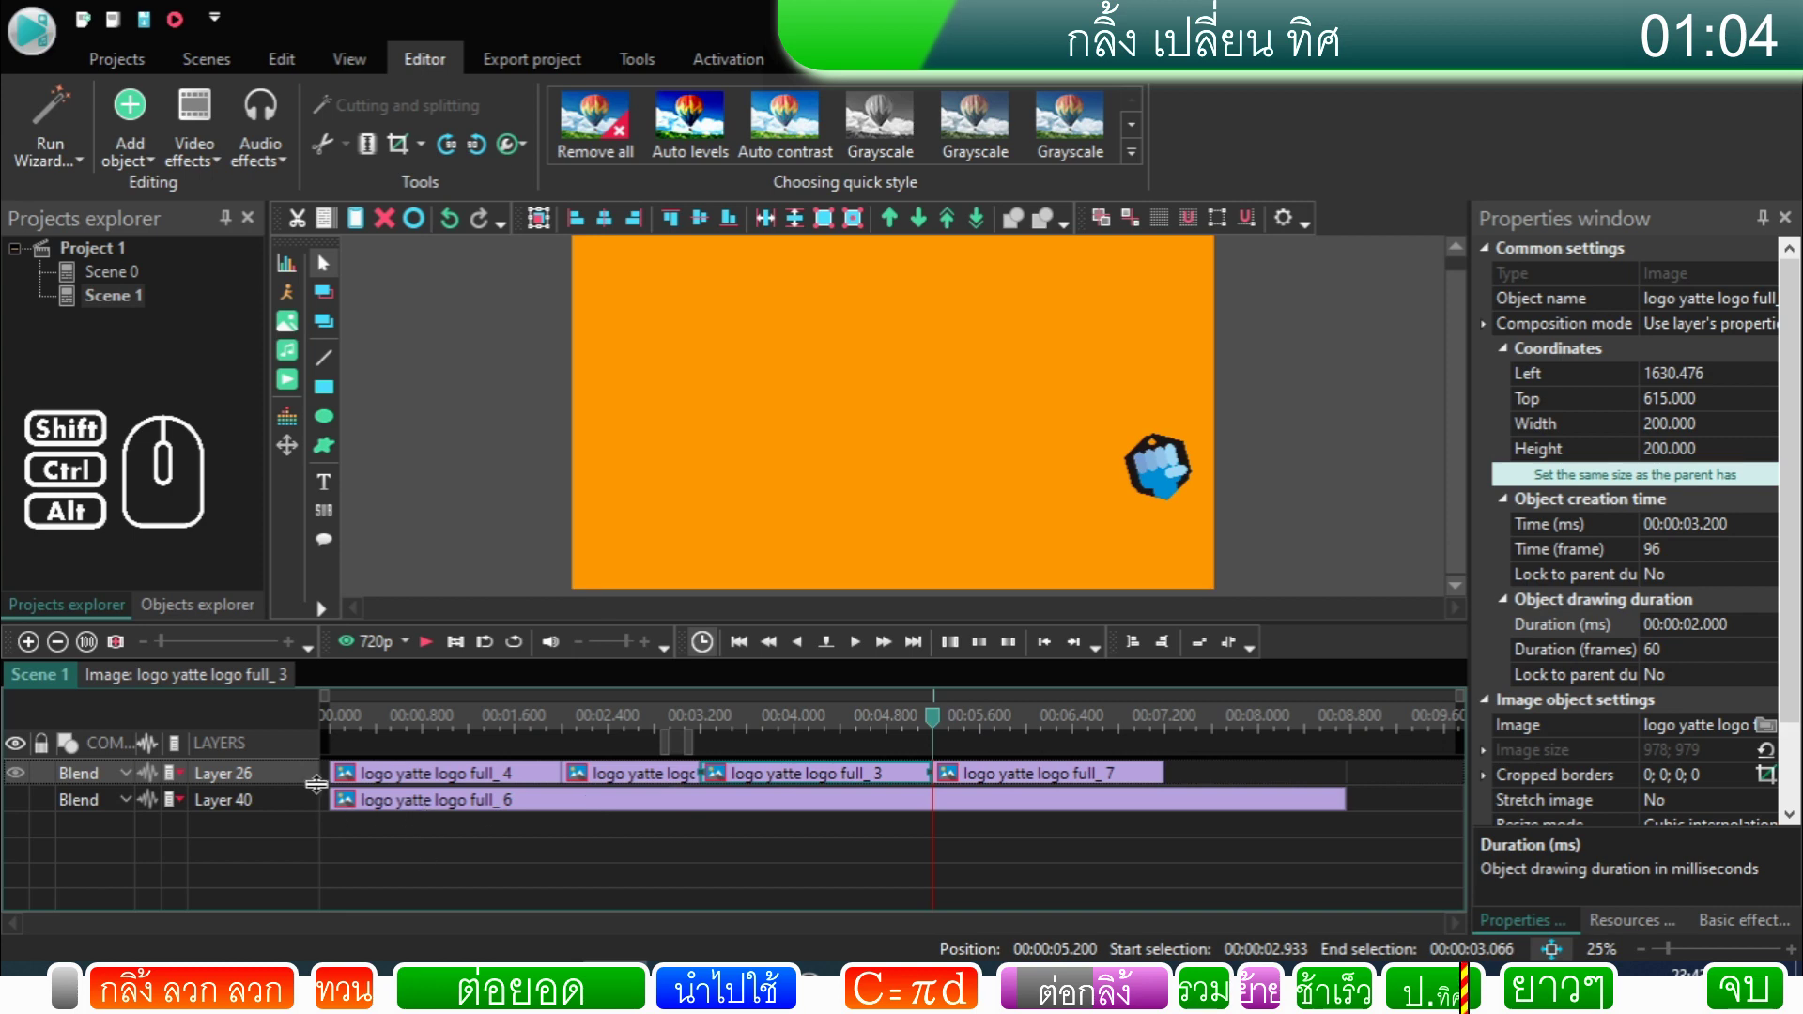
left_click(312, 786)
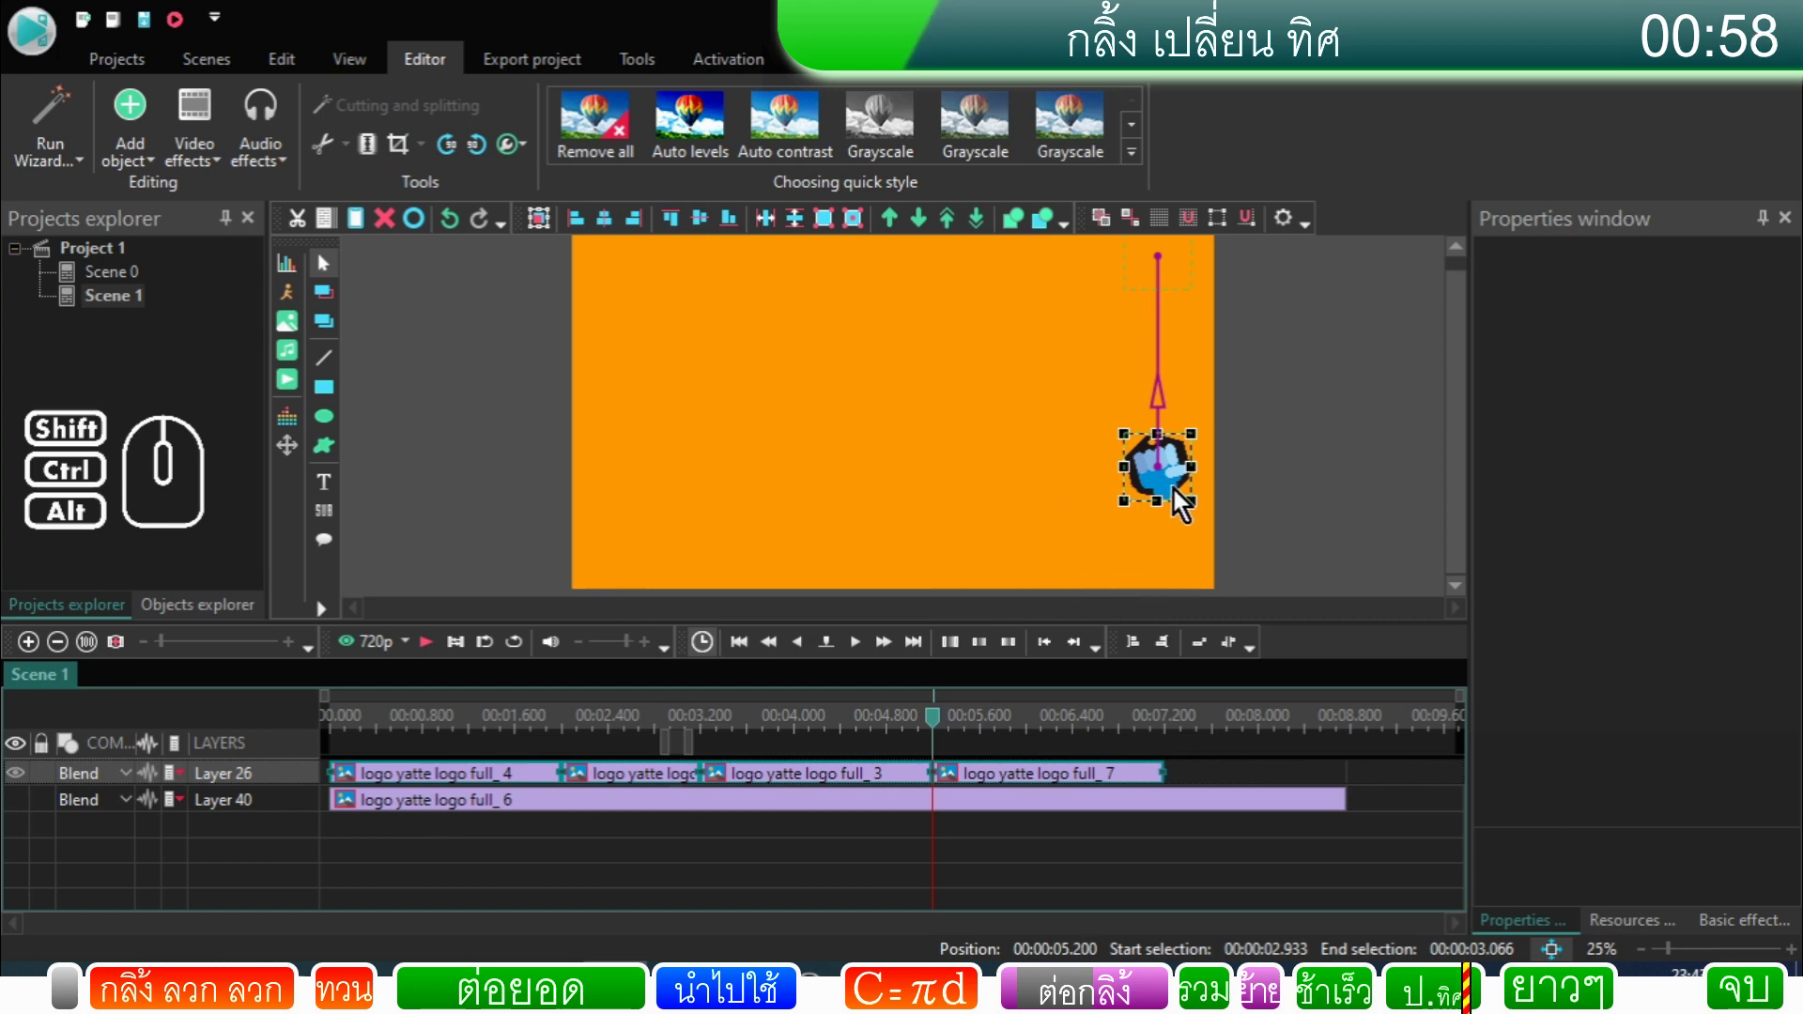
left_click_drag(1179, 500, 1199, 583)
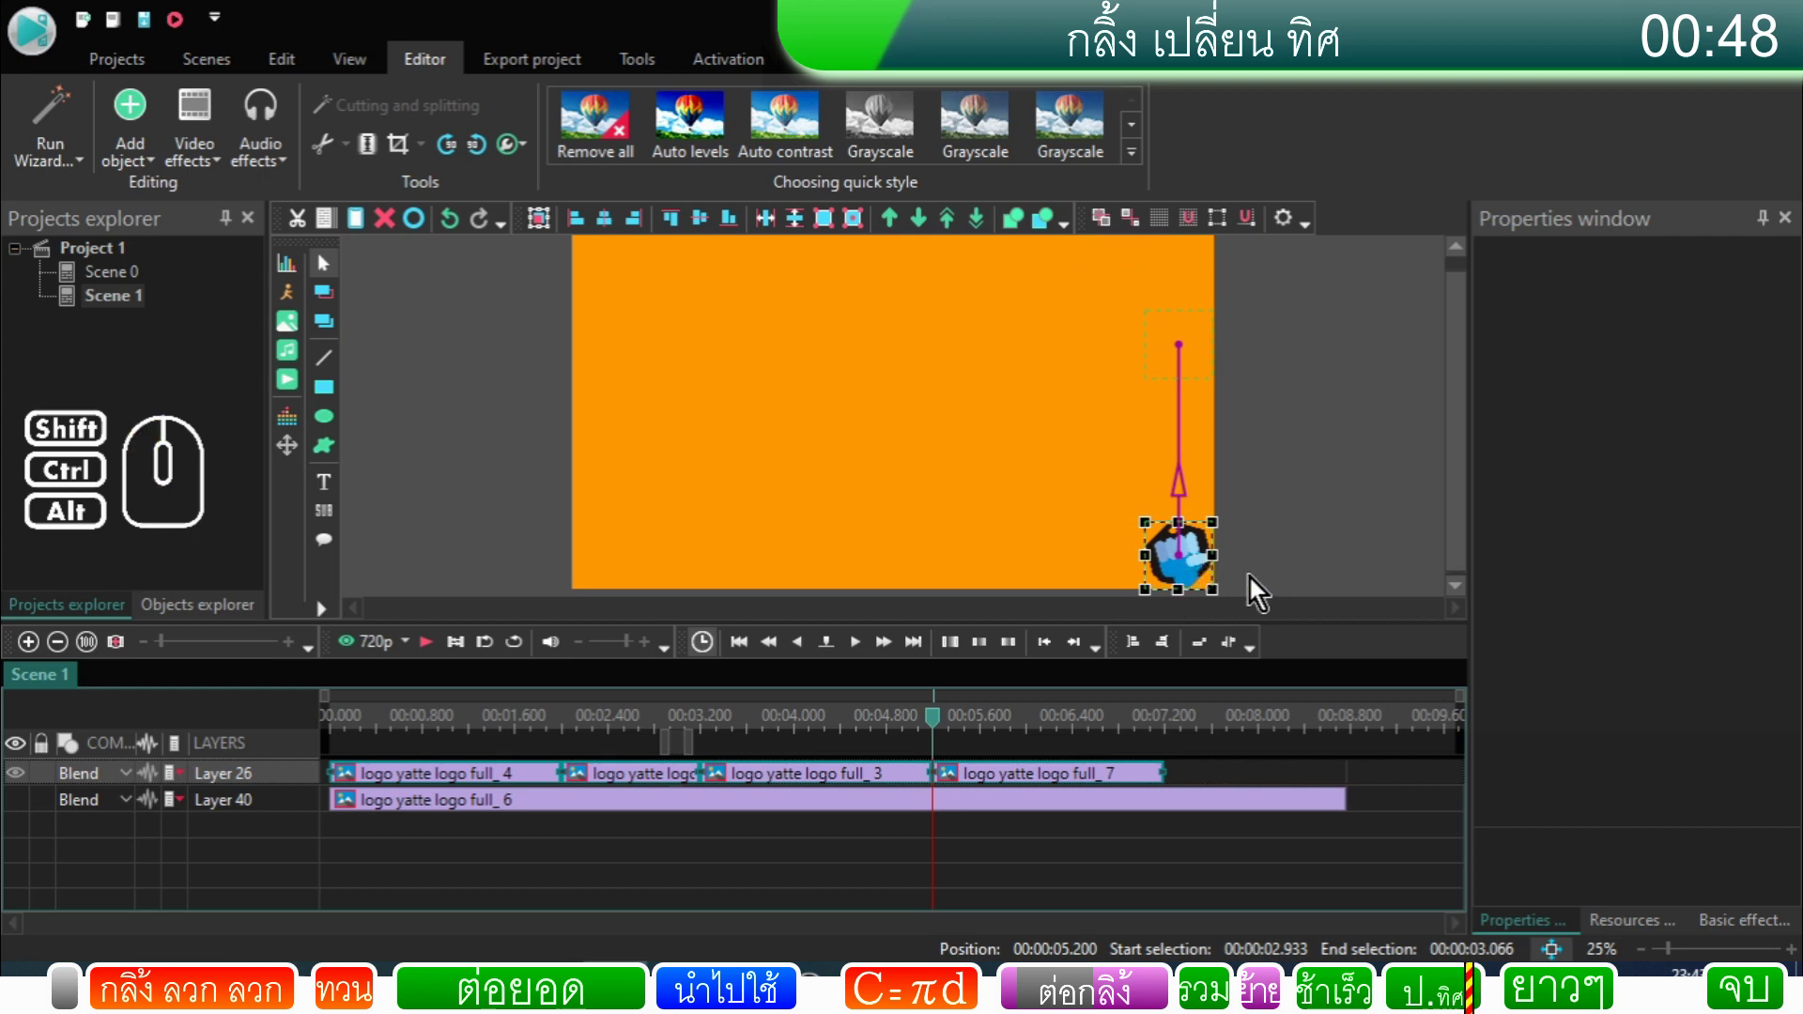
left_click(1280, 576)
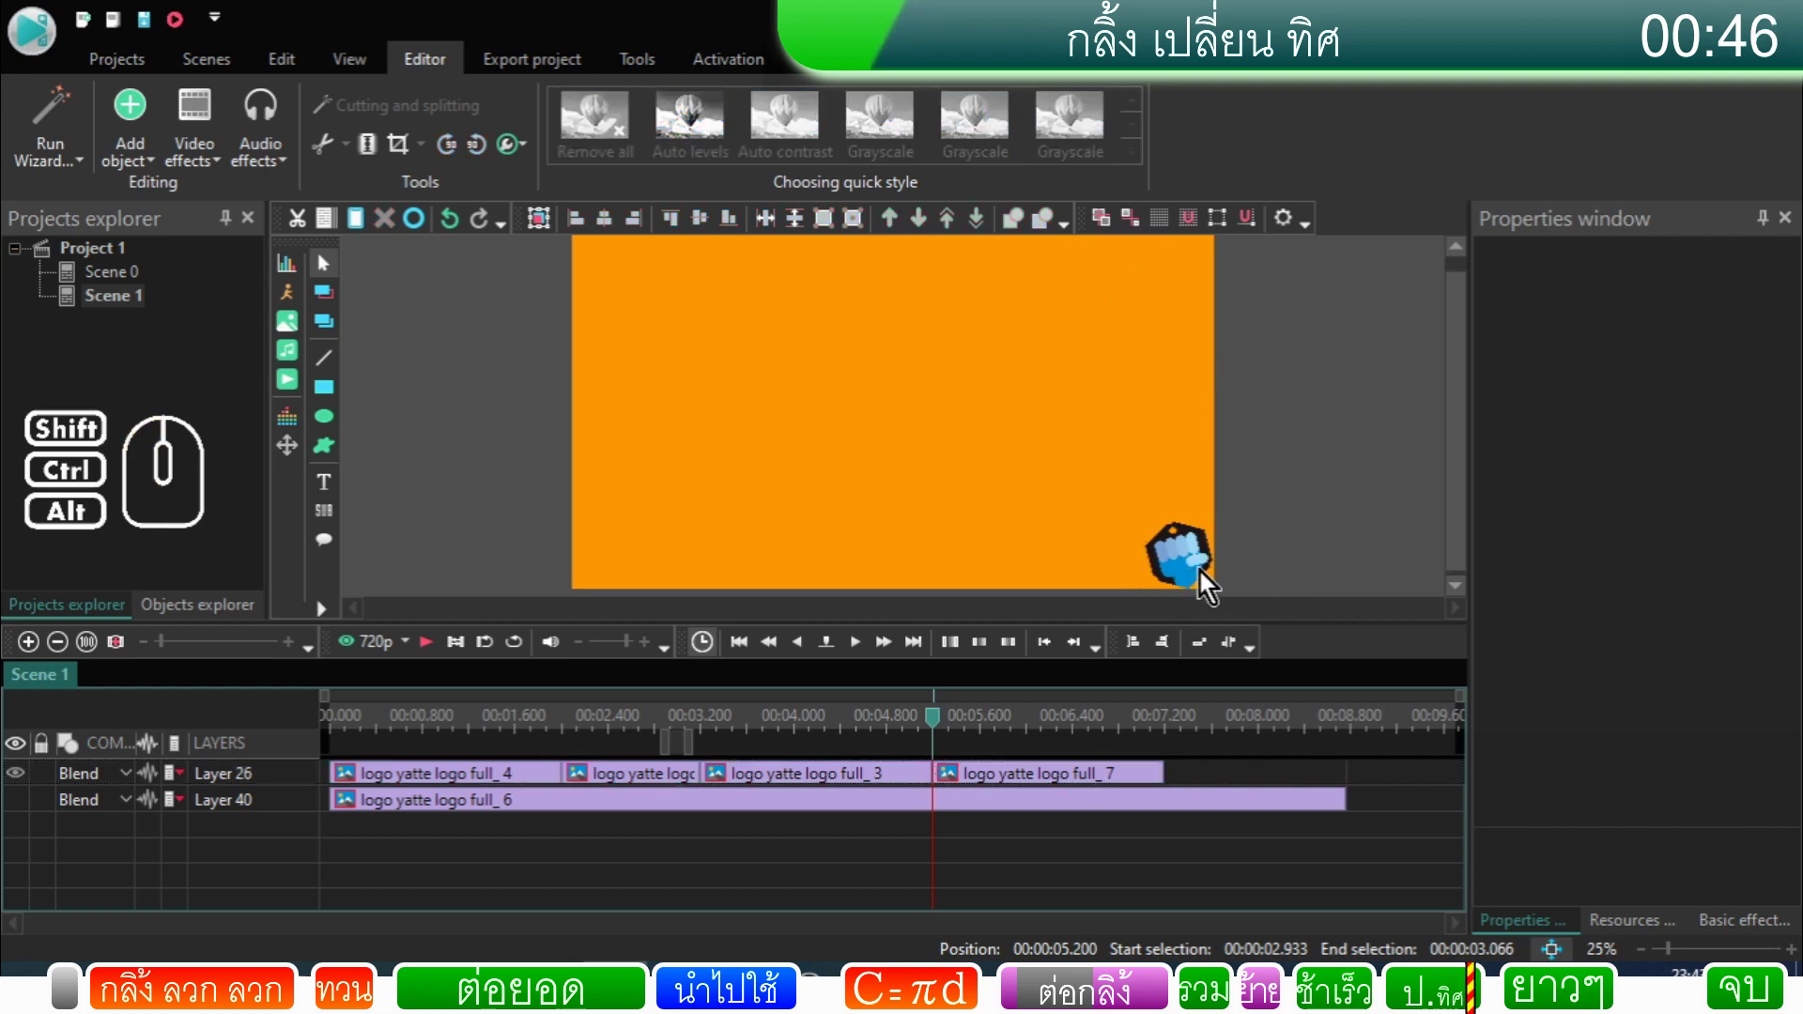
Step: Preview the roll from the start and move to the logo full_7 clip
left_click(942, 728)
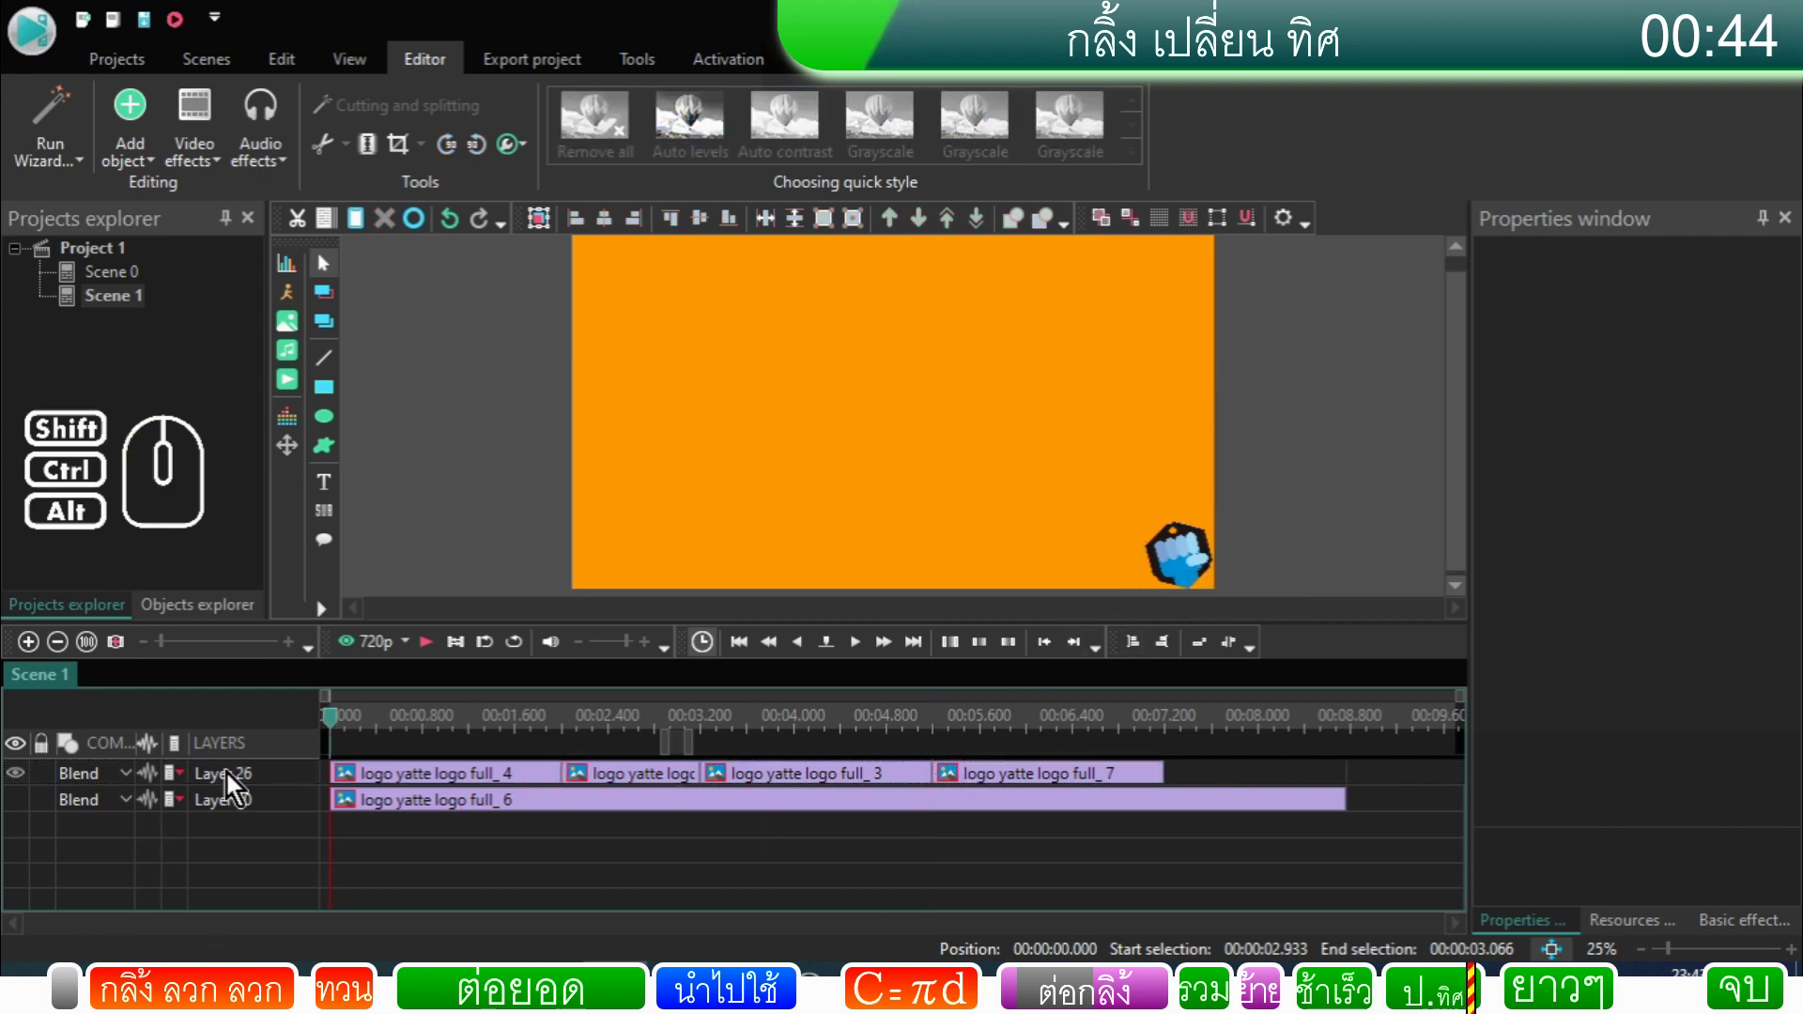
left_click(436, 658)
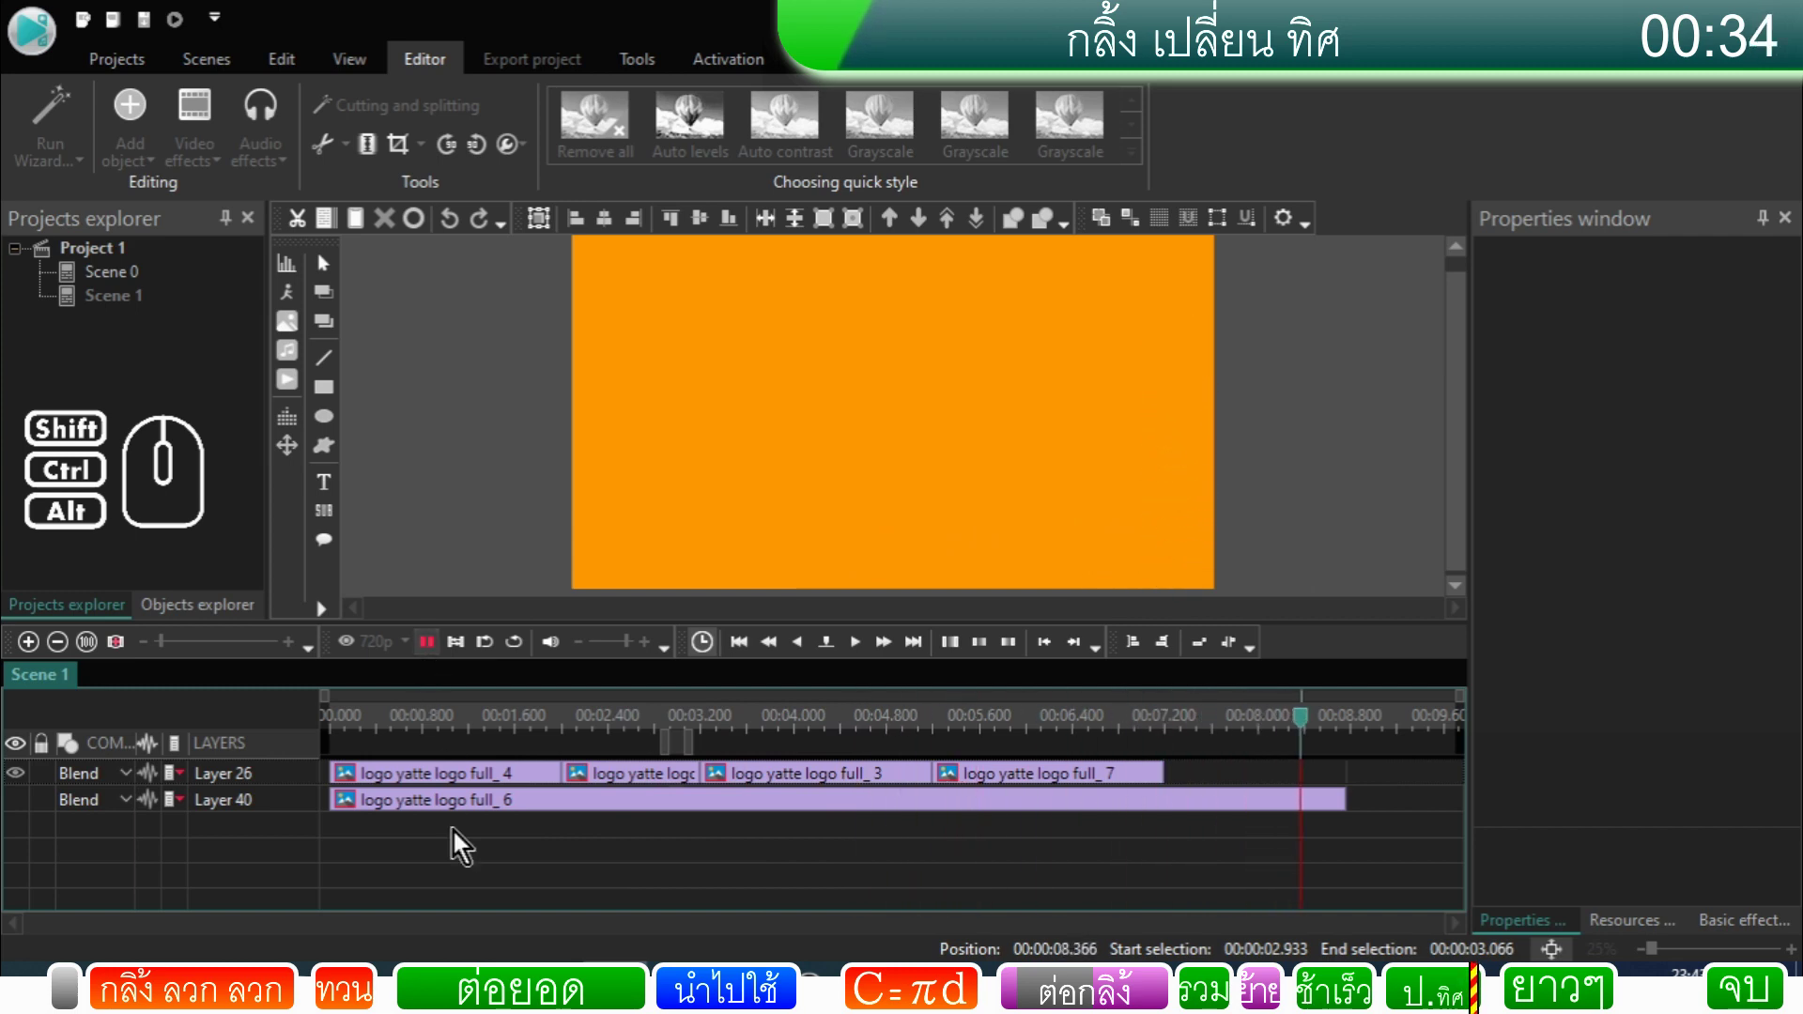
left_click(804, 781)
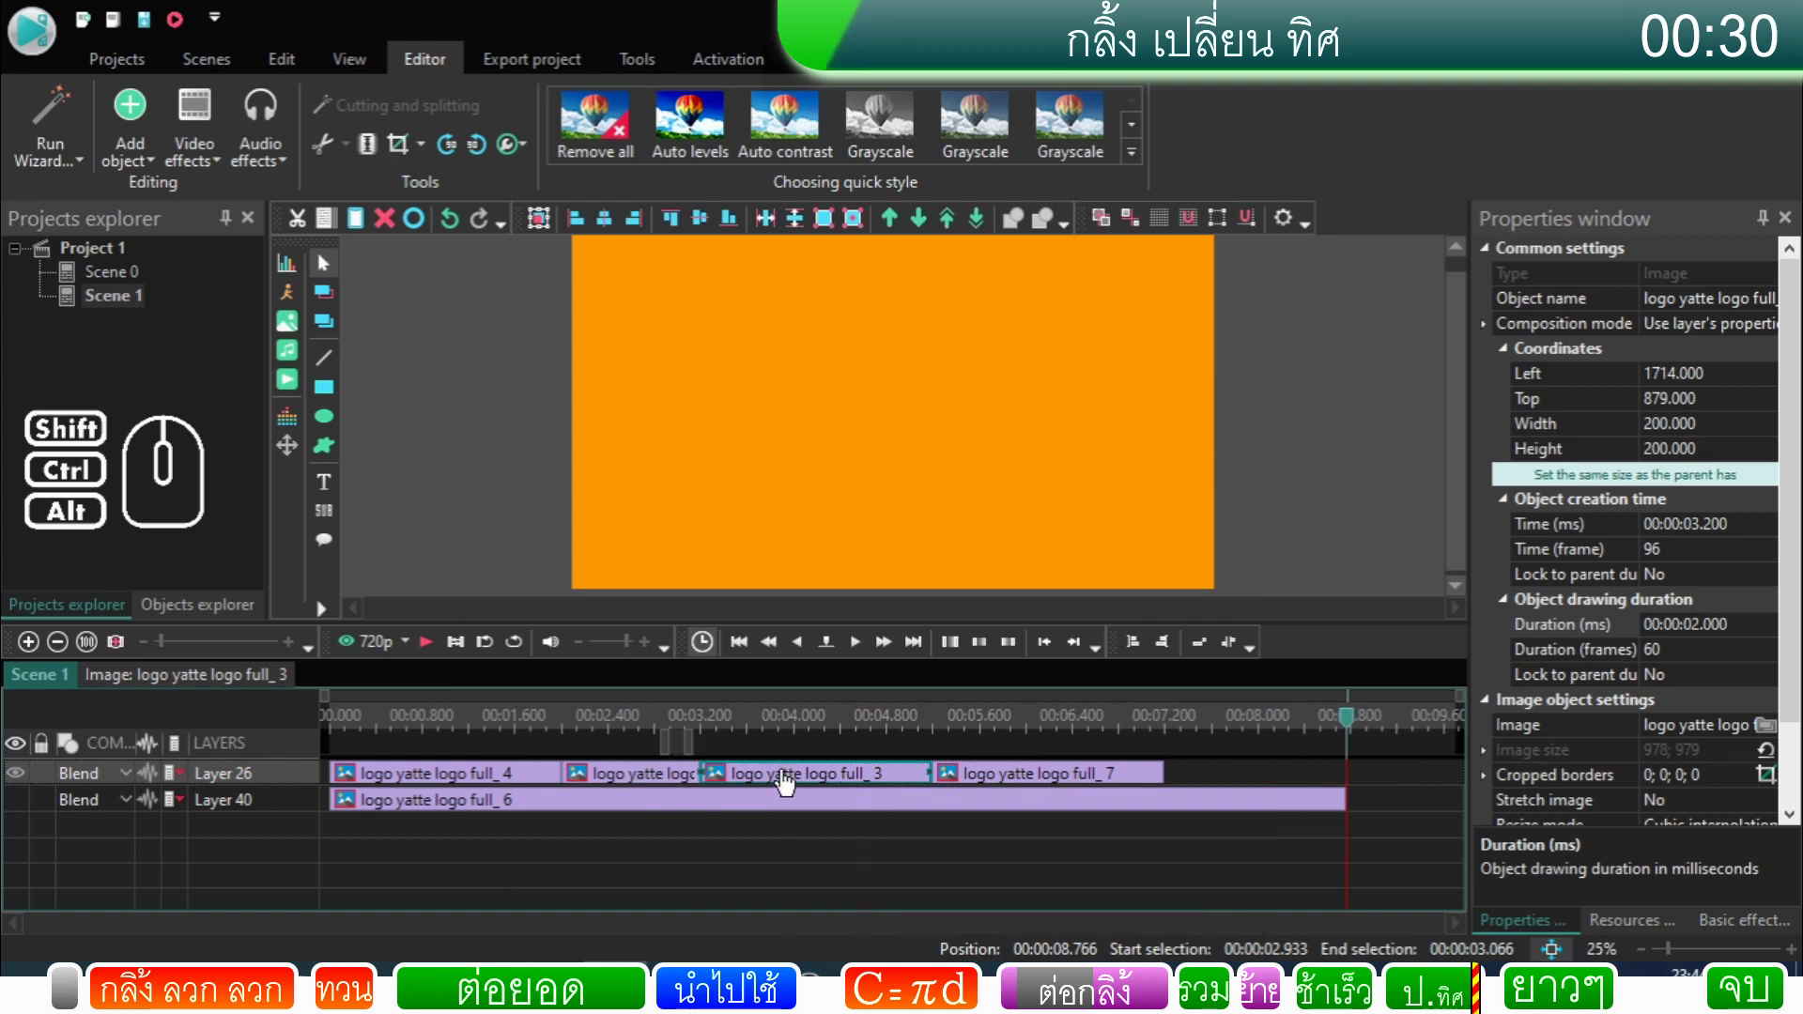
left_click(791, 782)
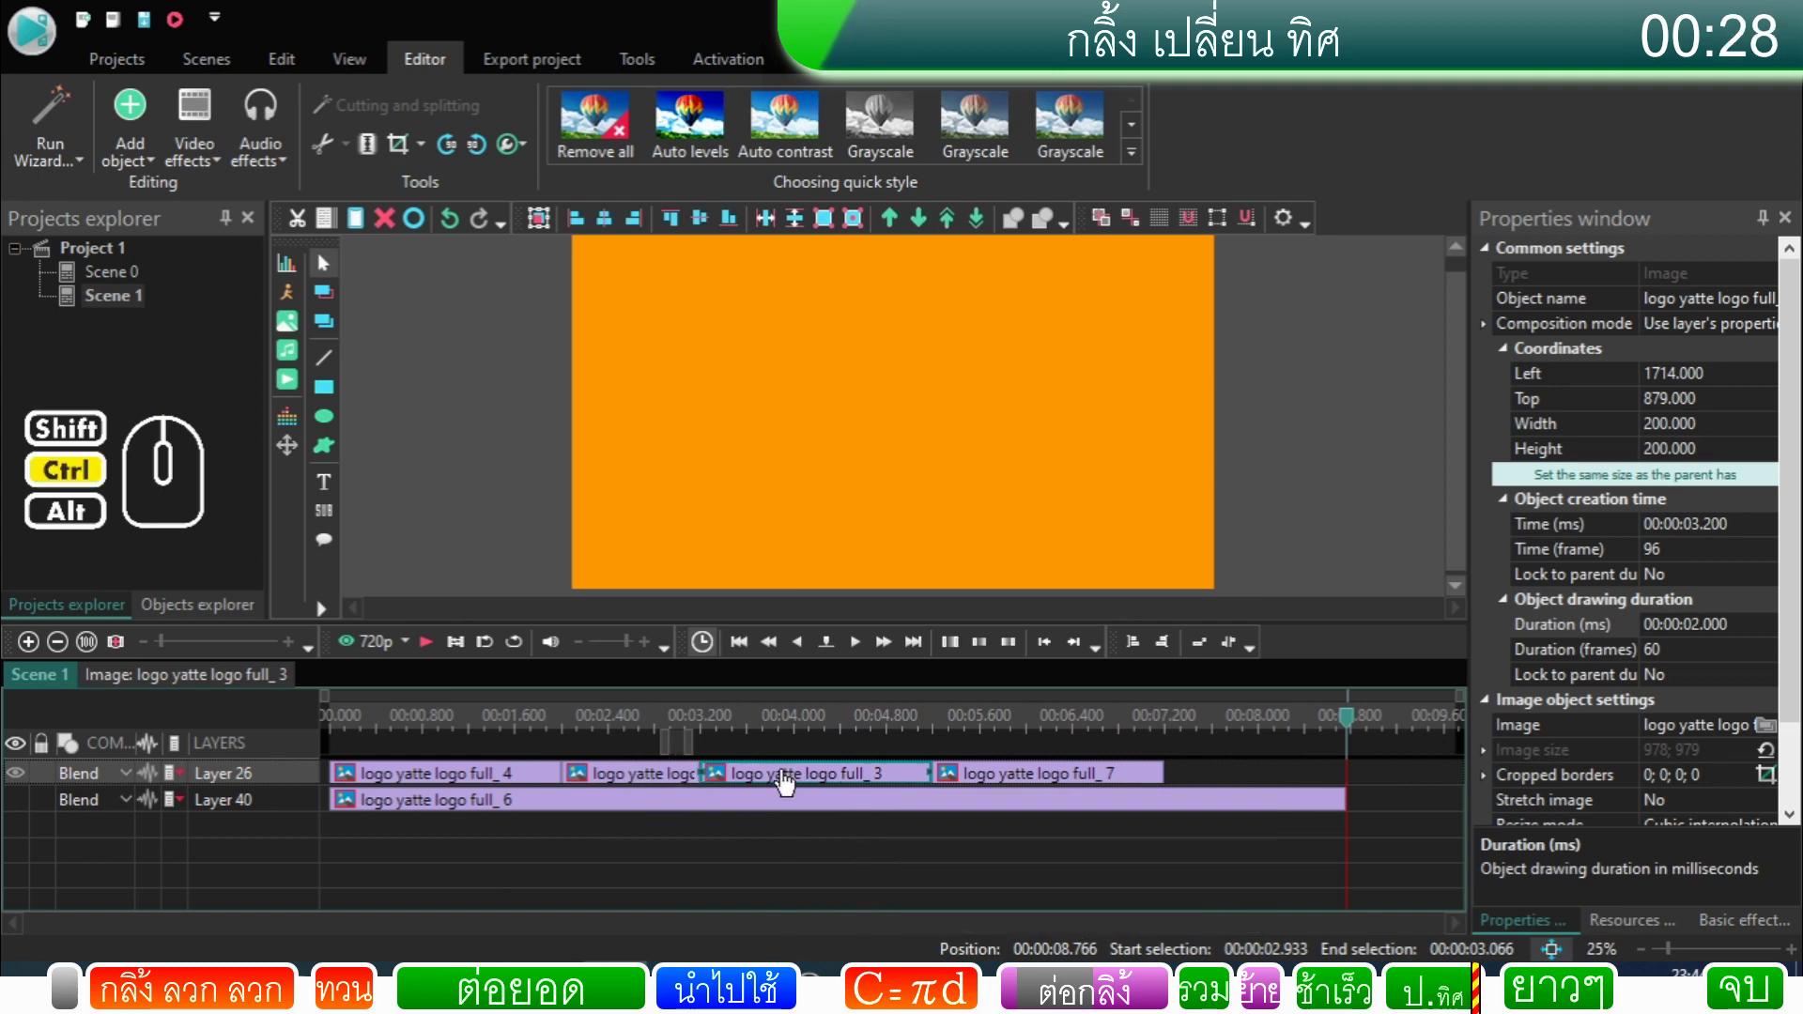
left_click_drag(777, 779, 1221, 809)
left_click(1114, 787)
Step: Duplicate full_7 as logo full_8 after it and align the new sprite to the right edge
right_click(1119, 786)
left_click(1165, 743)
left_click(1121, 785)
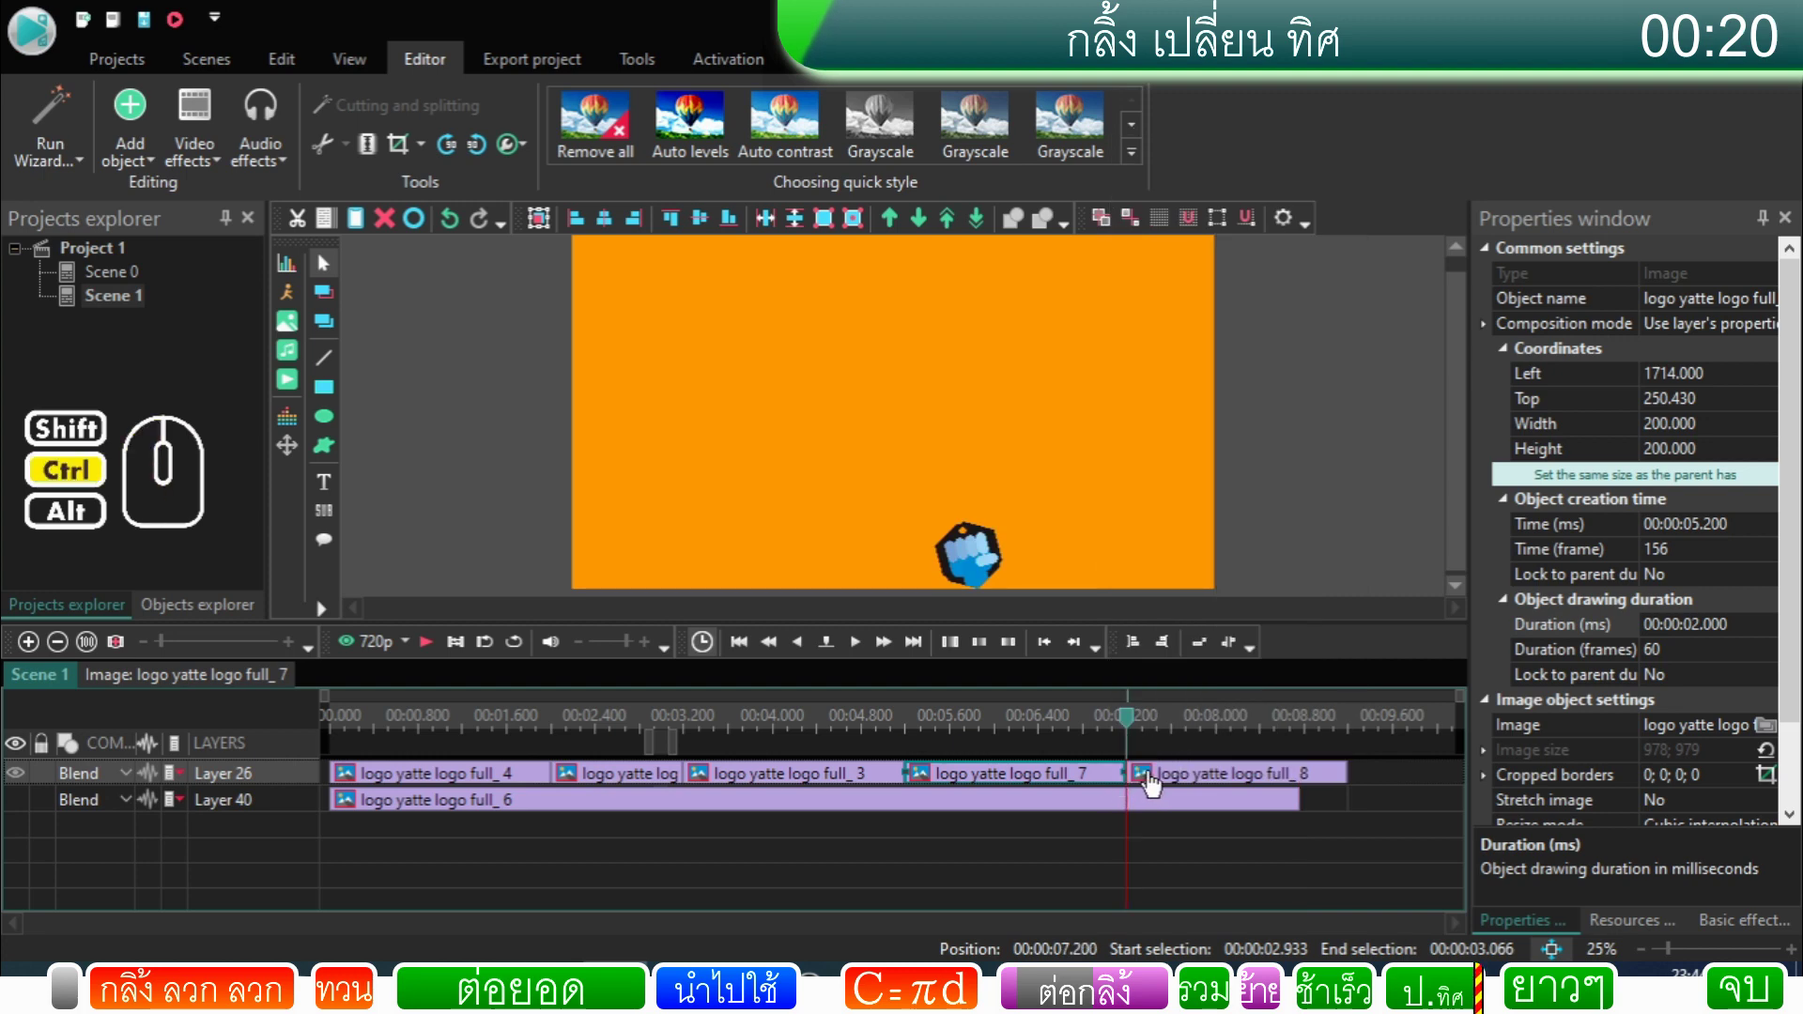
left_click(1156, 784)
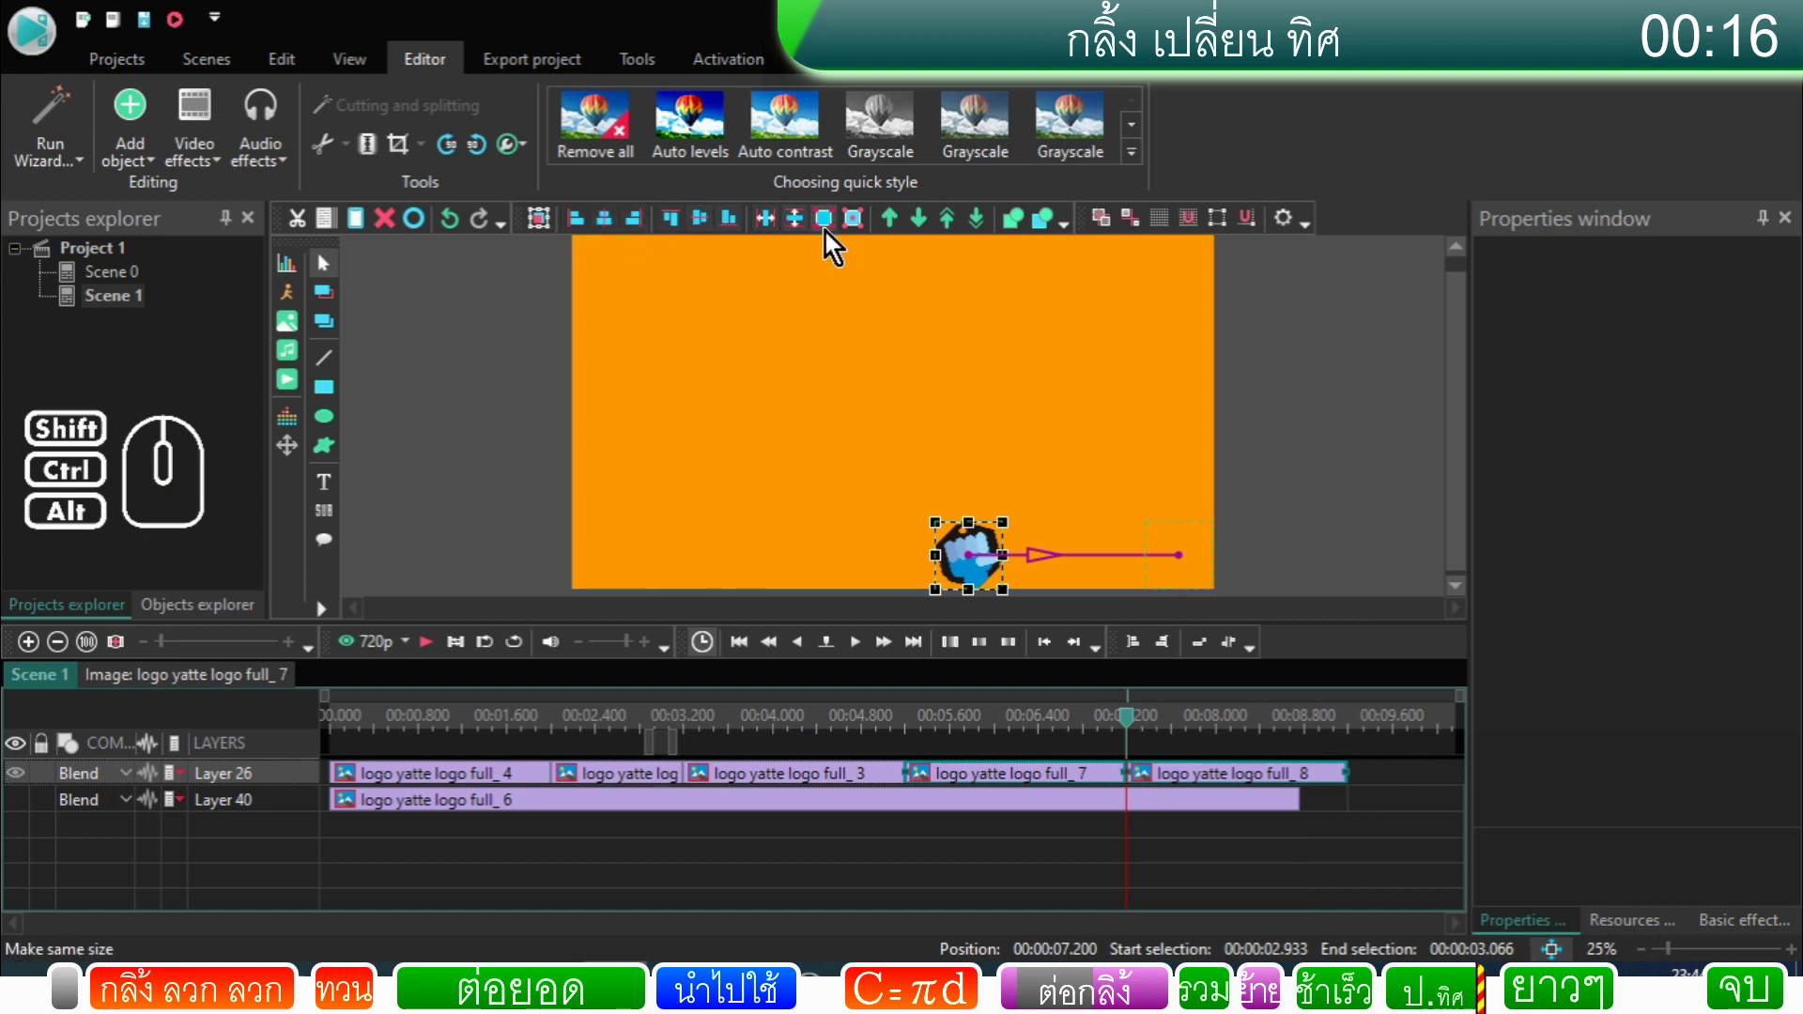
left_click(855, 229)
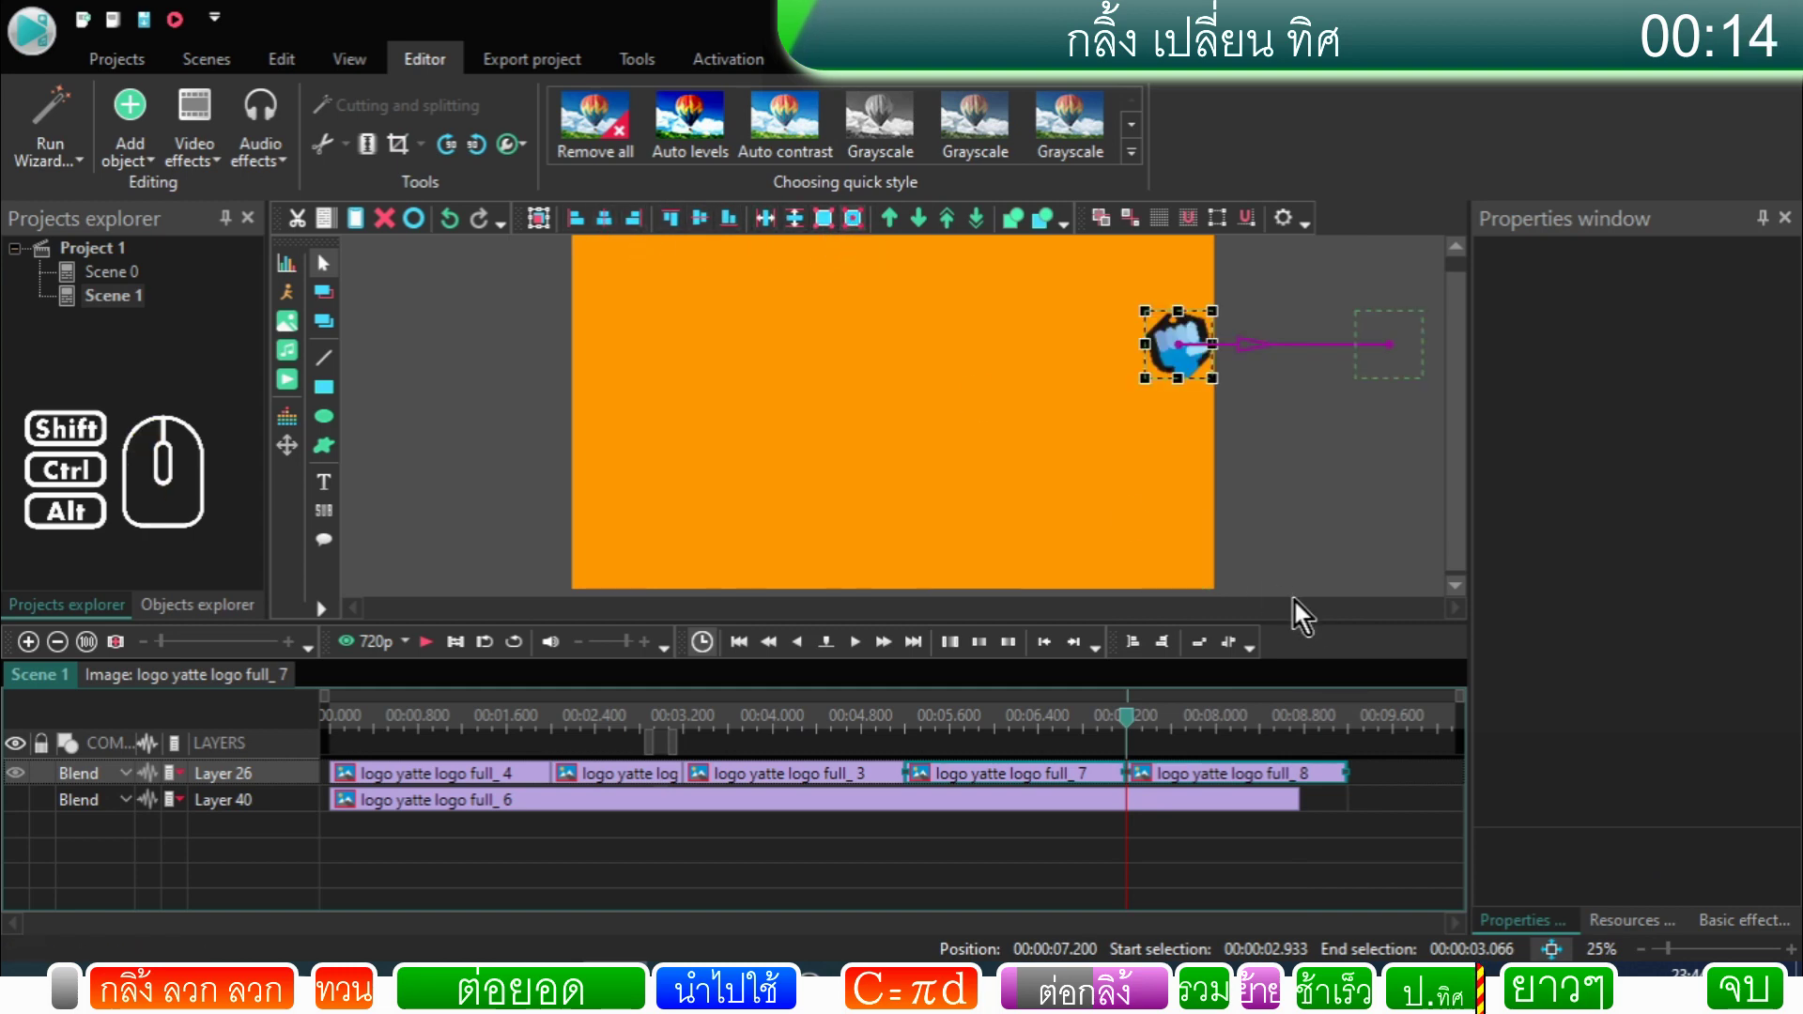
Step: Scrub through the scene to check the roll and rewind the playhead to zero
left_click(1137, 728)
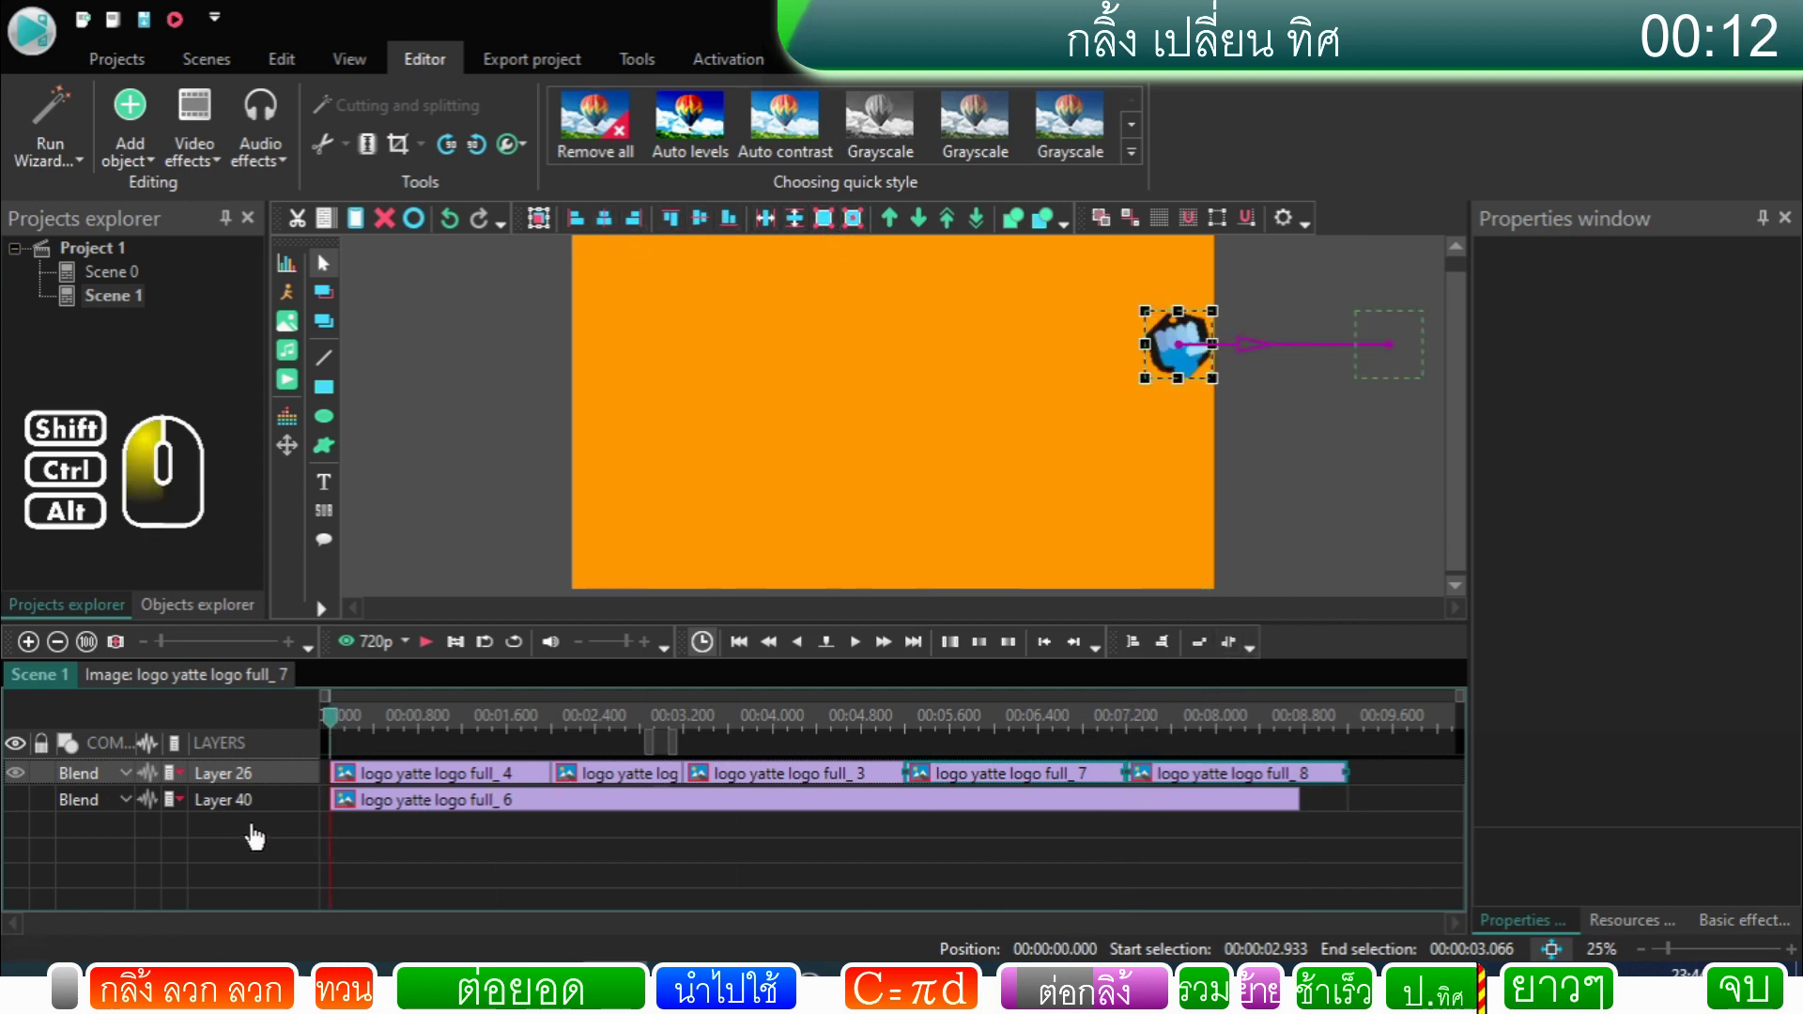
left_click(431, 659)
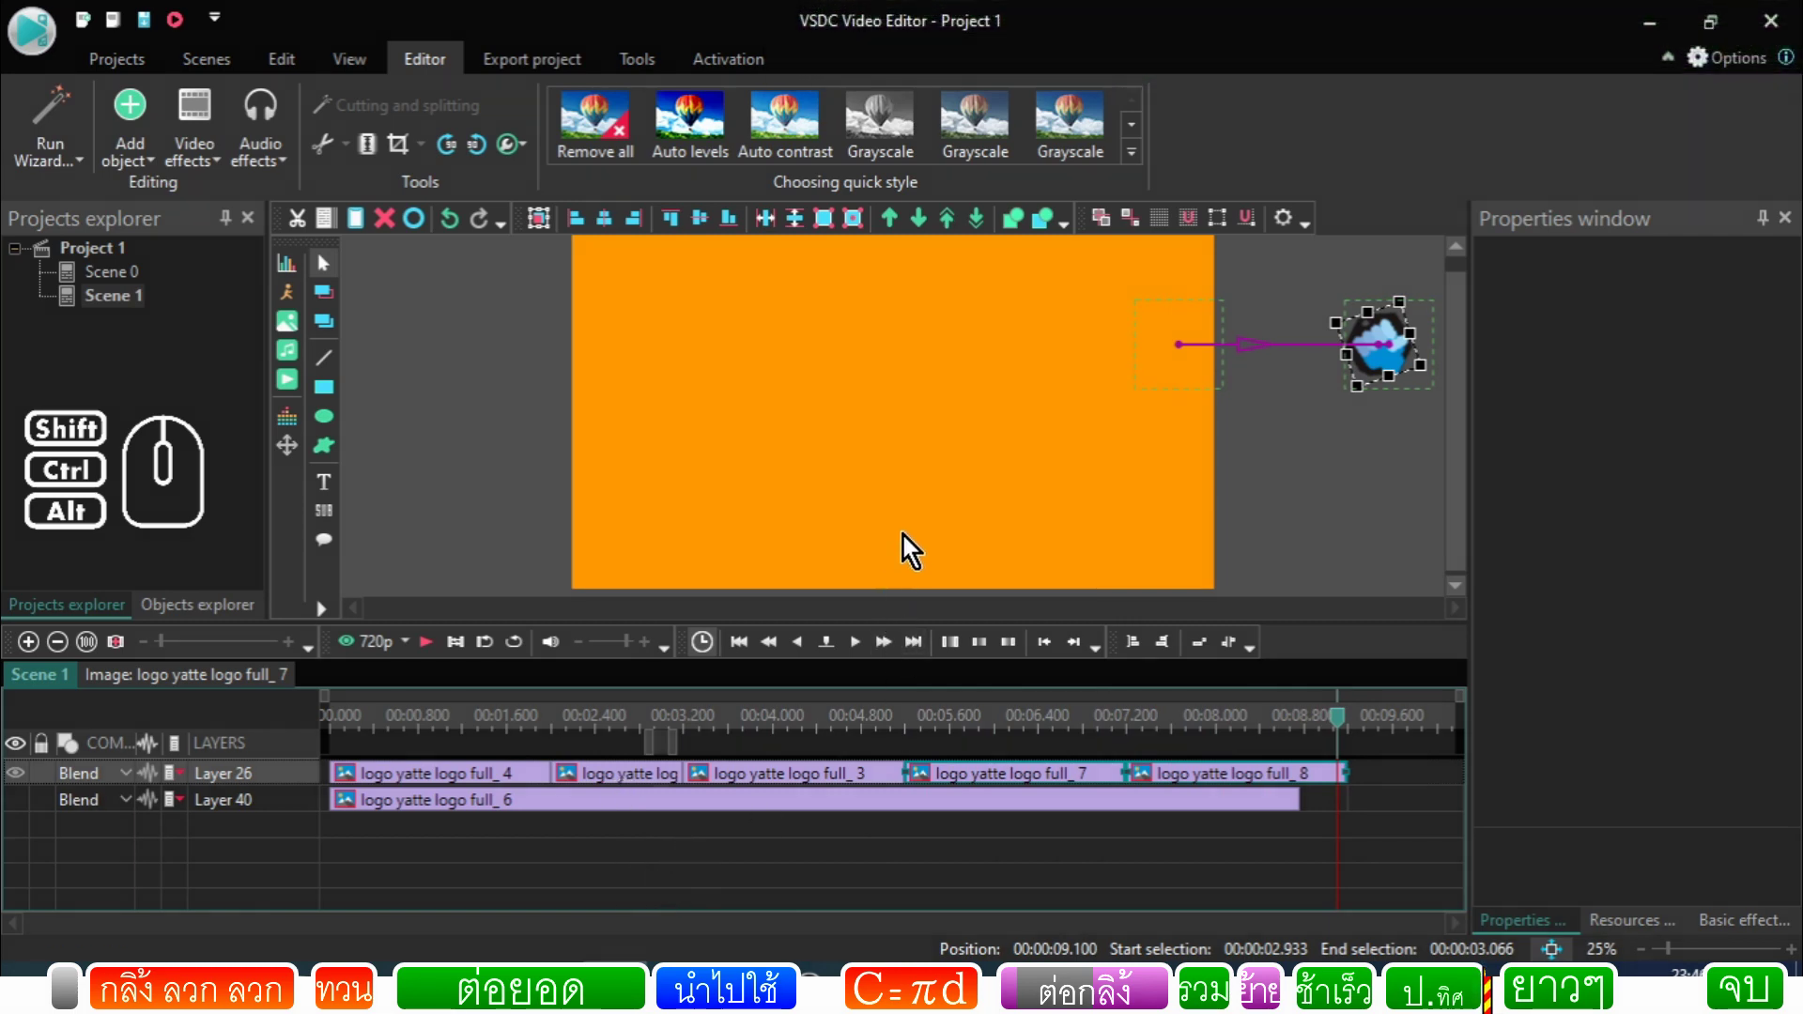
left_click(791, 732)
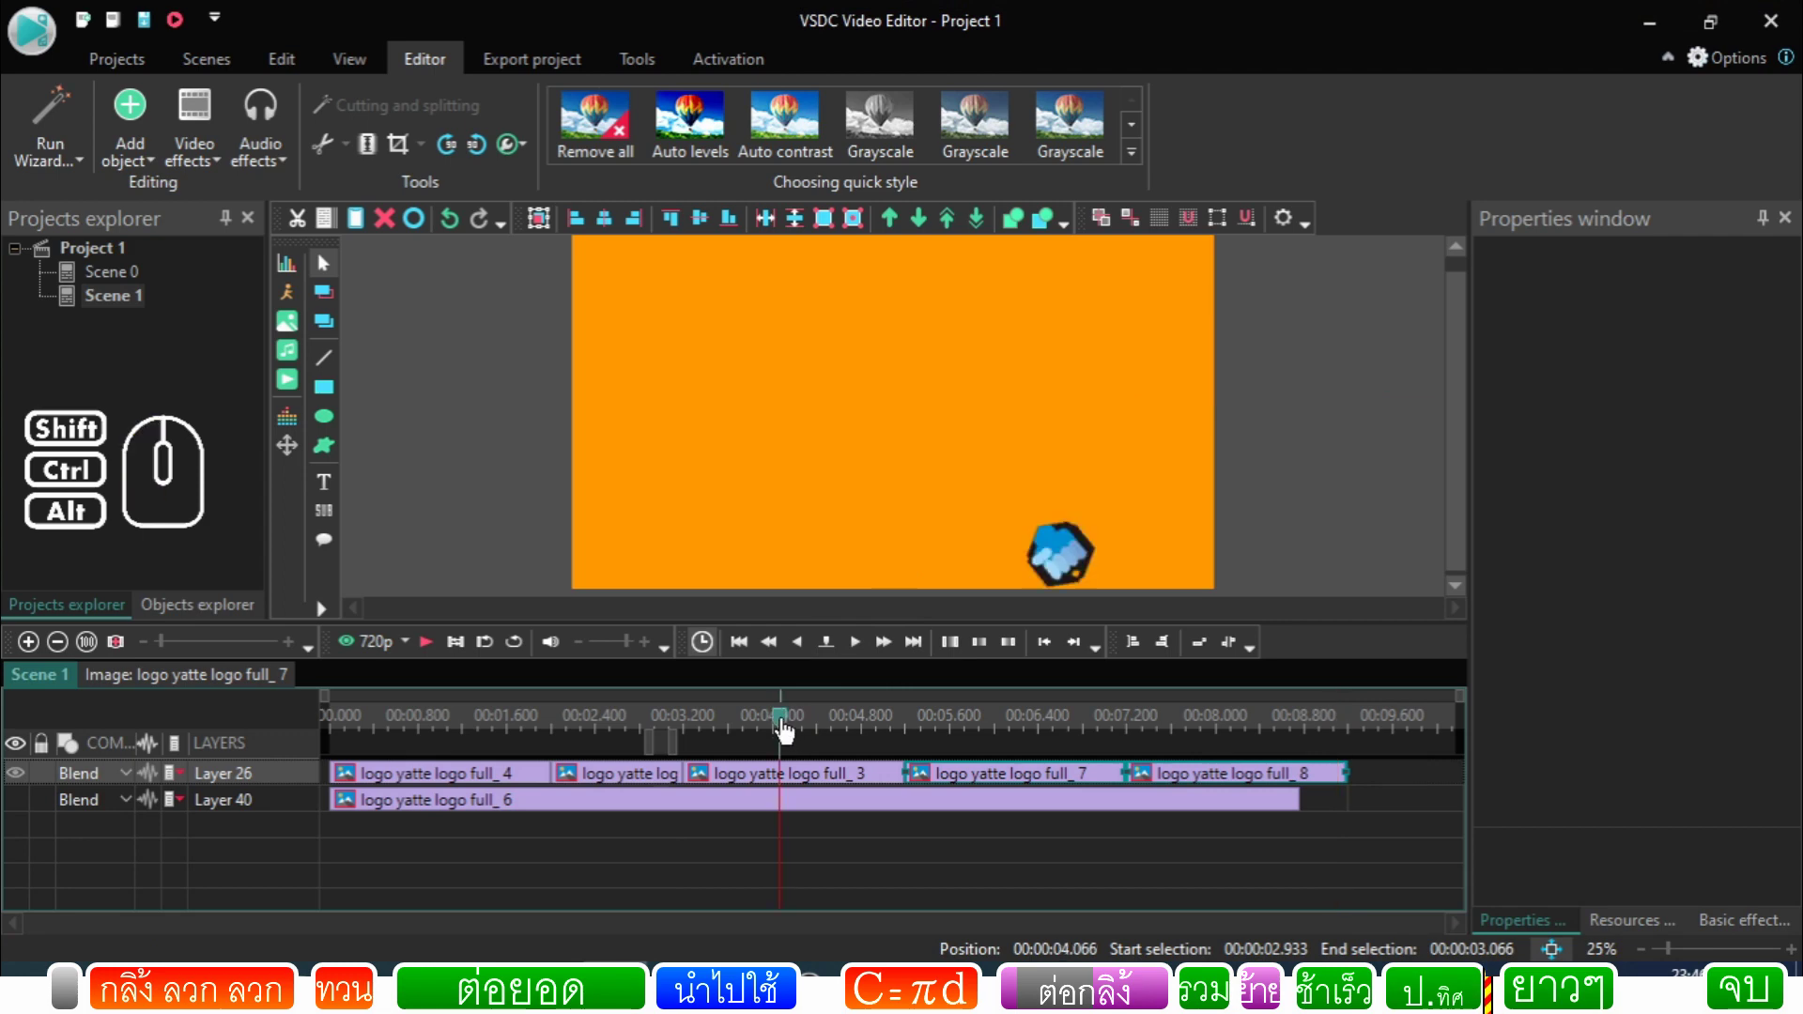
left_click_drag(790, 730, 286, 767)
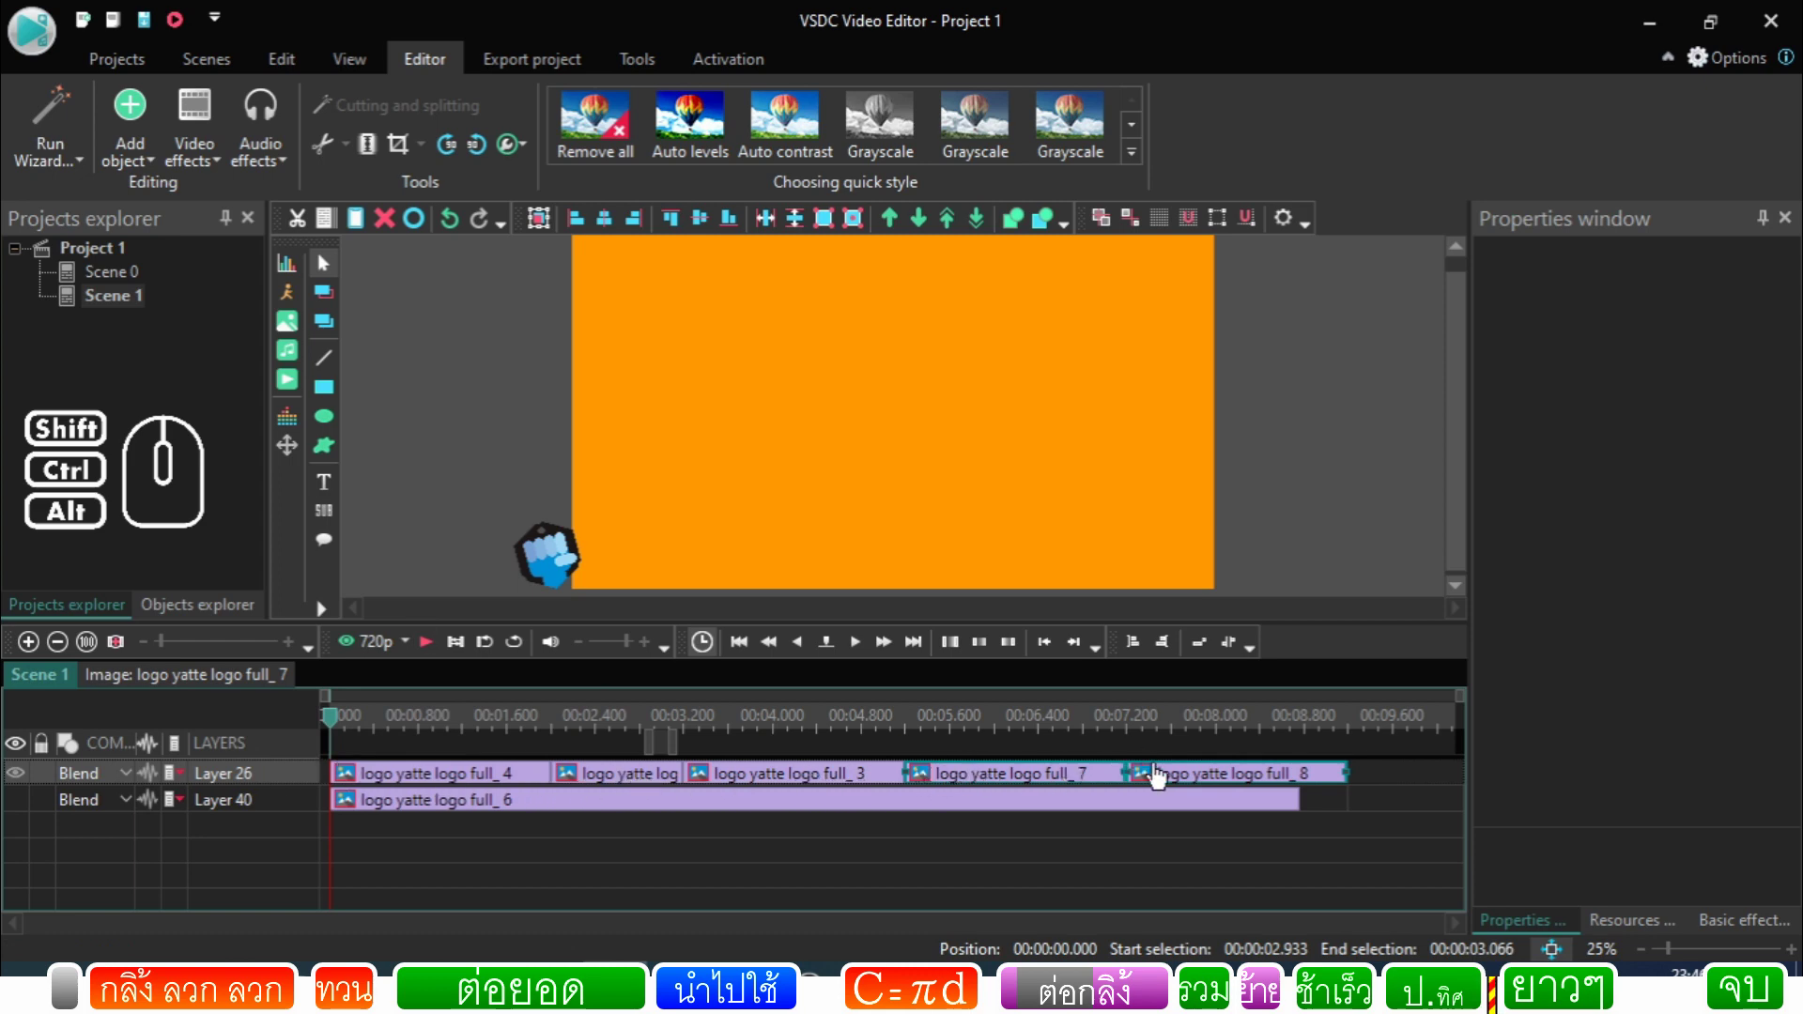
Step: Preview Scene 1 and find where logo full_6's roll ends inside its timeline, around 6 seconds
left_click(27, 786)
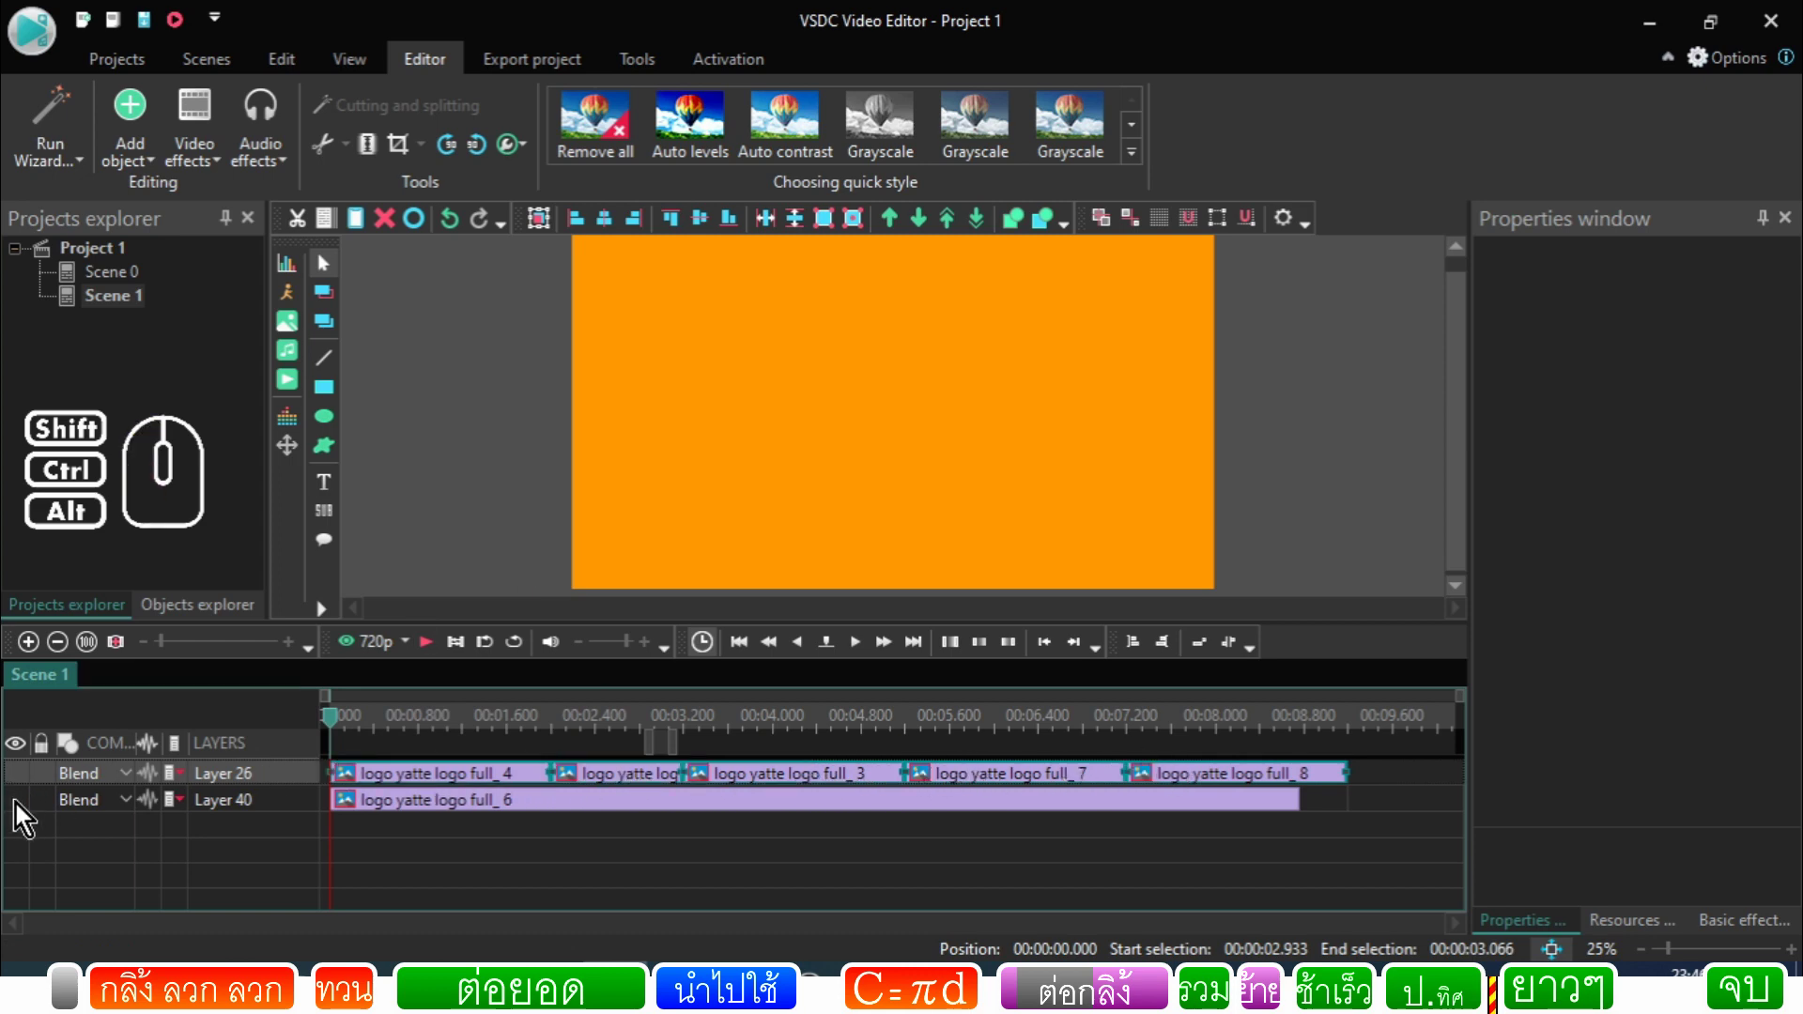
left_click(21, 813)
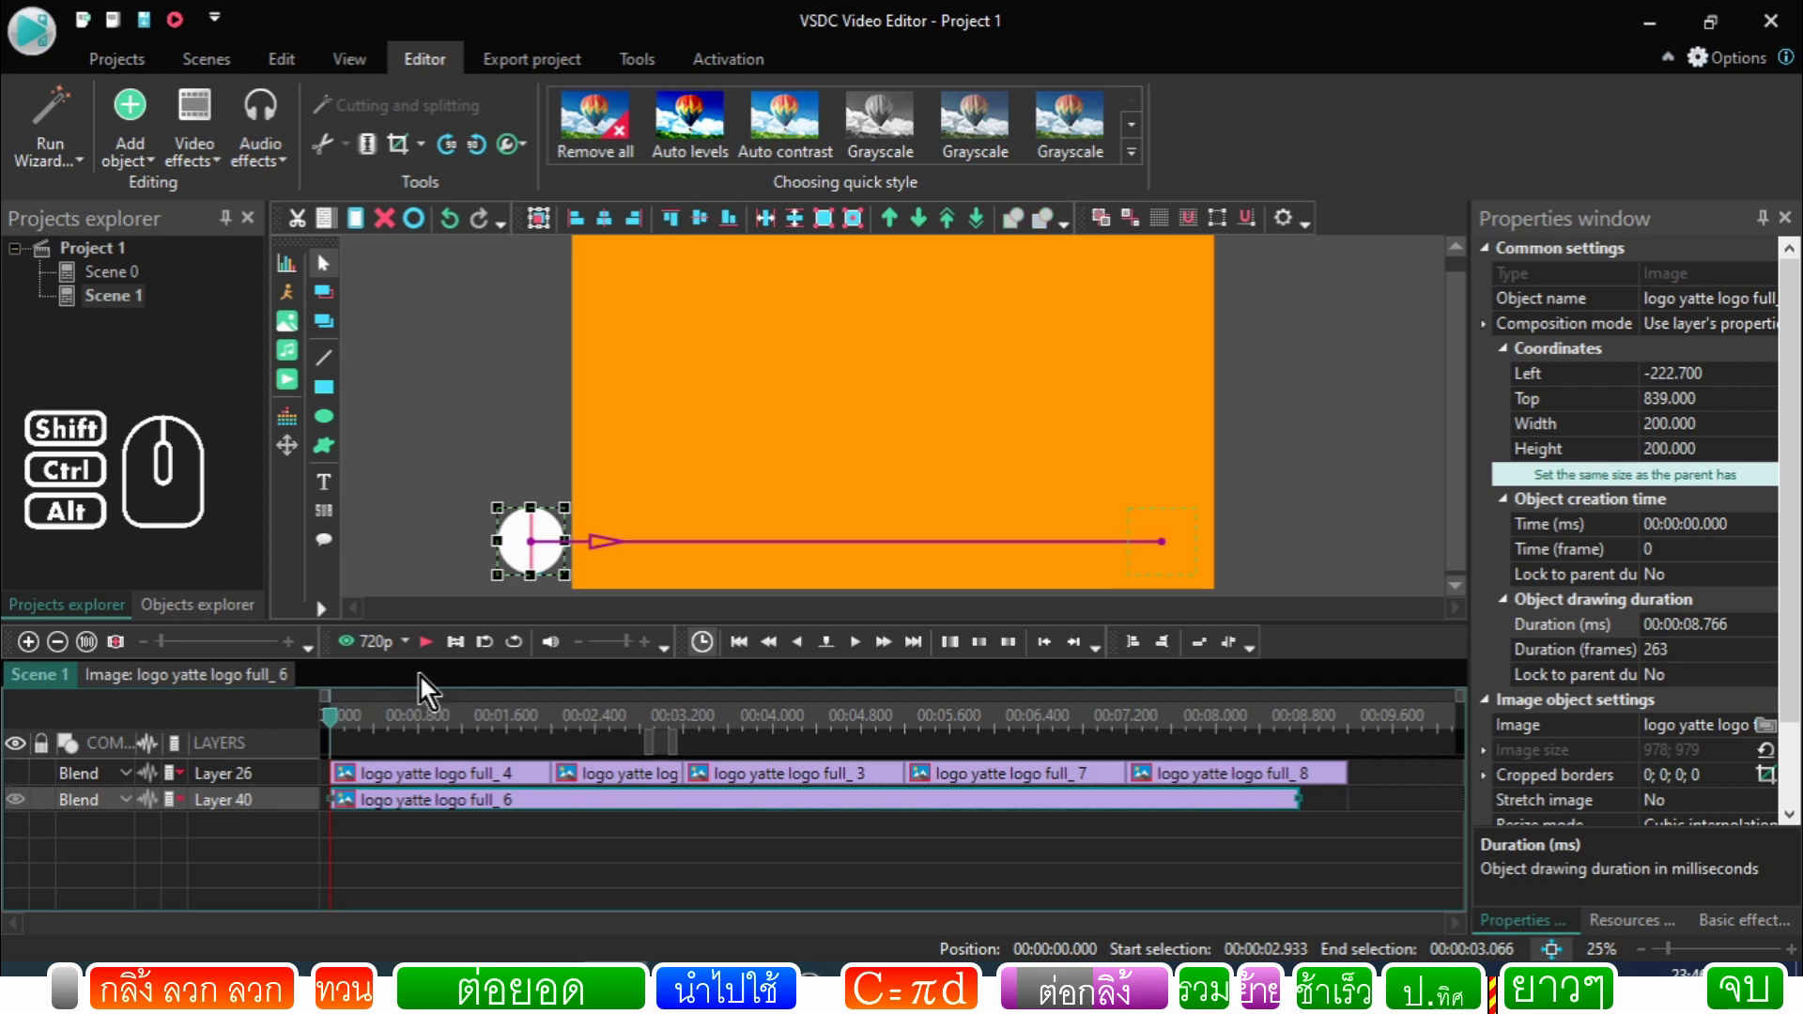
left_click(436, 660)
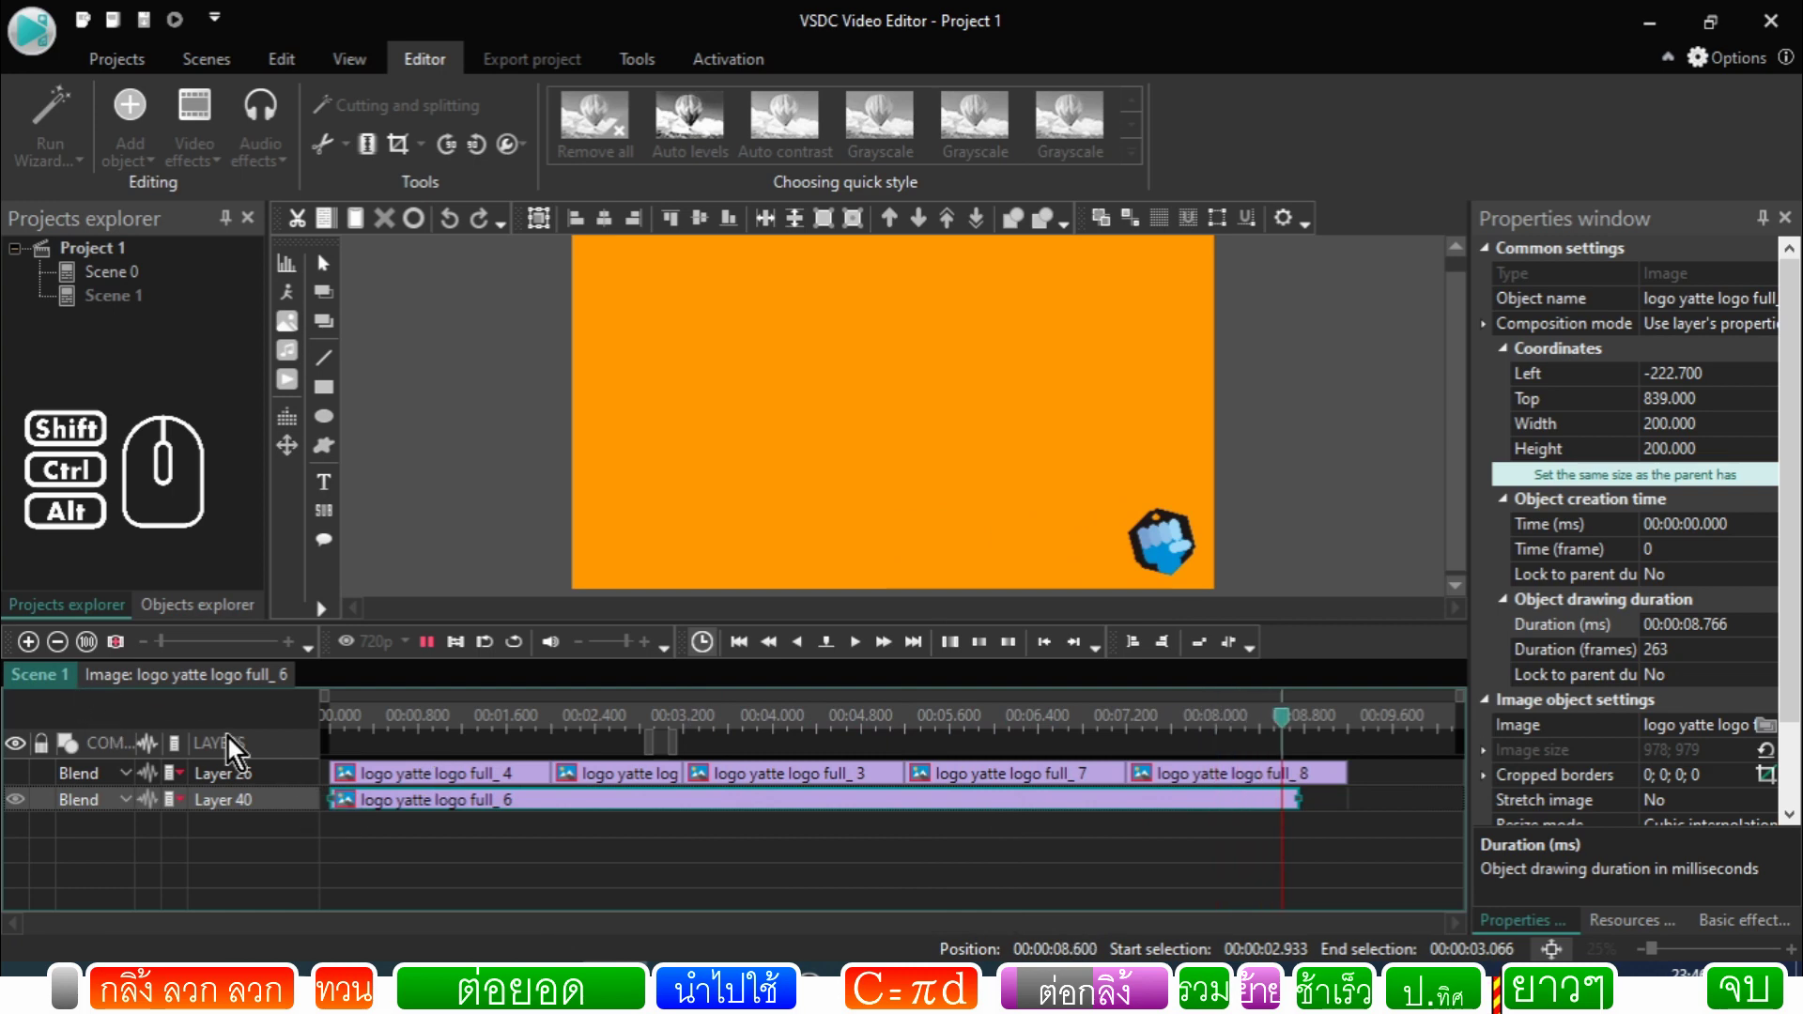
double_click(387, 813)
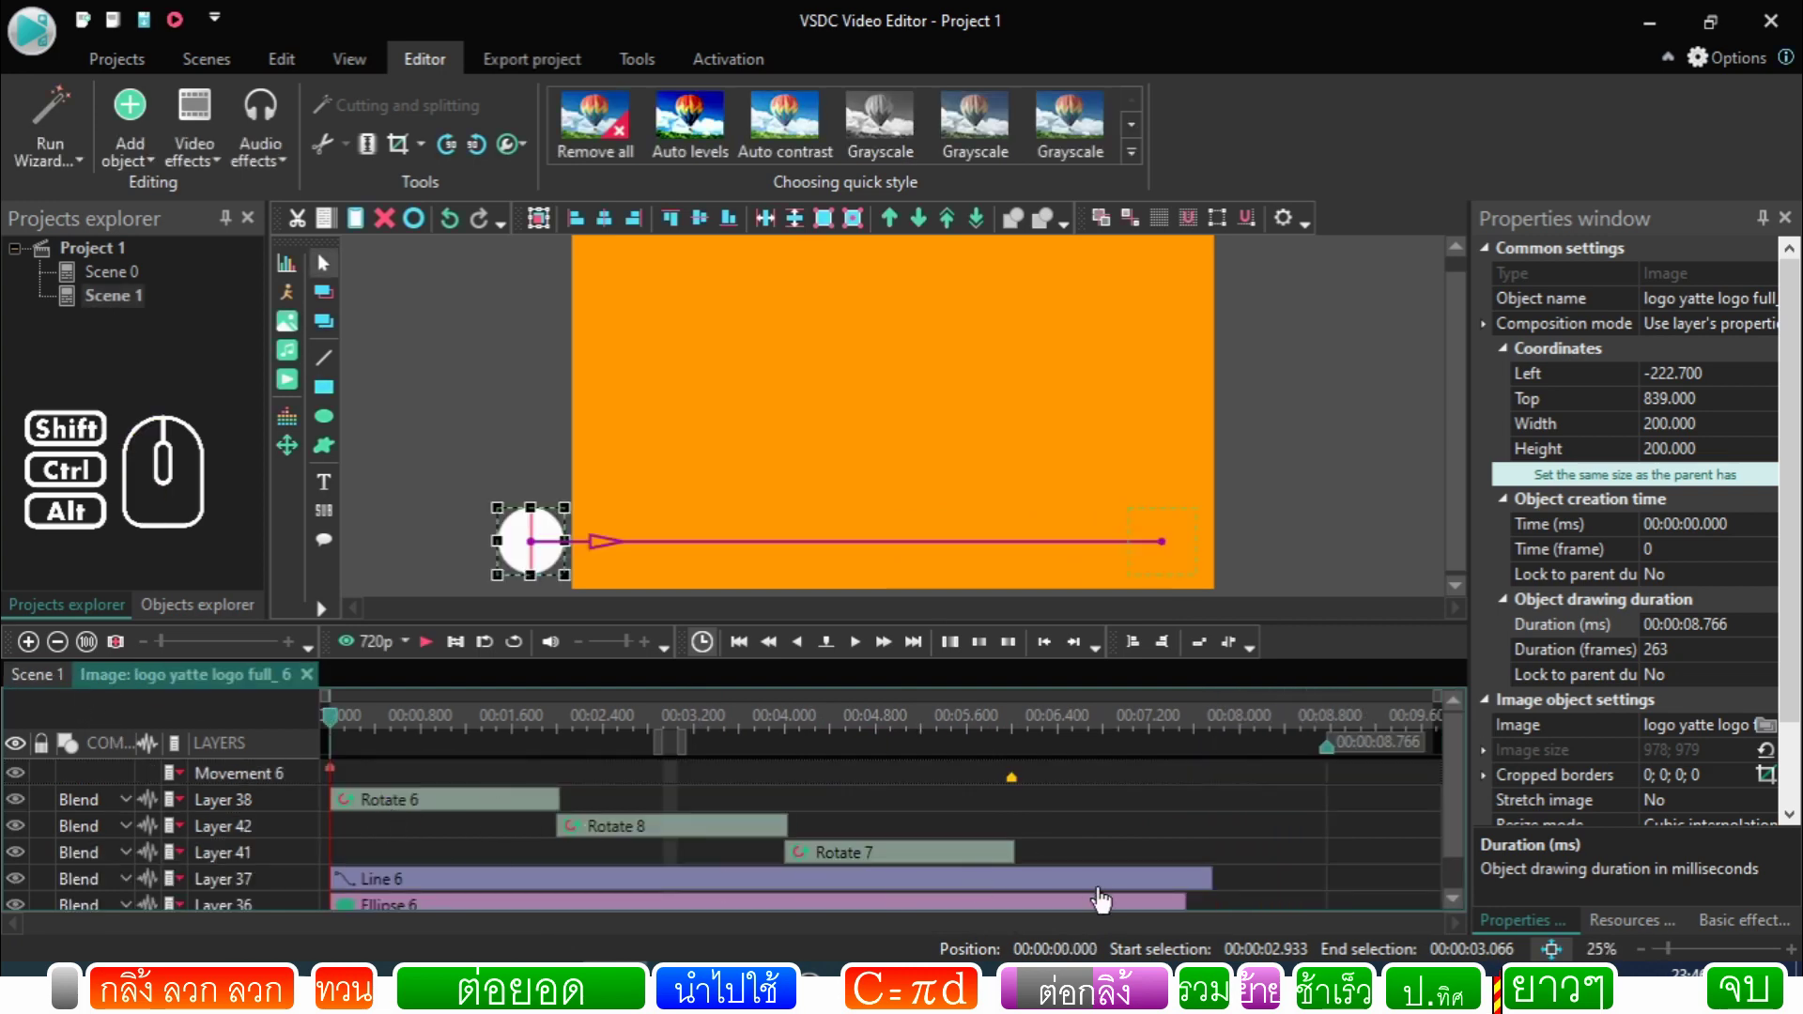
left_click(1036, 739)
left_click(1065, 739)
left_click(1111, 740)
left_click(1208, 732)
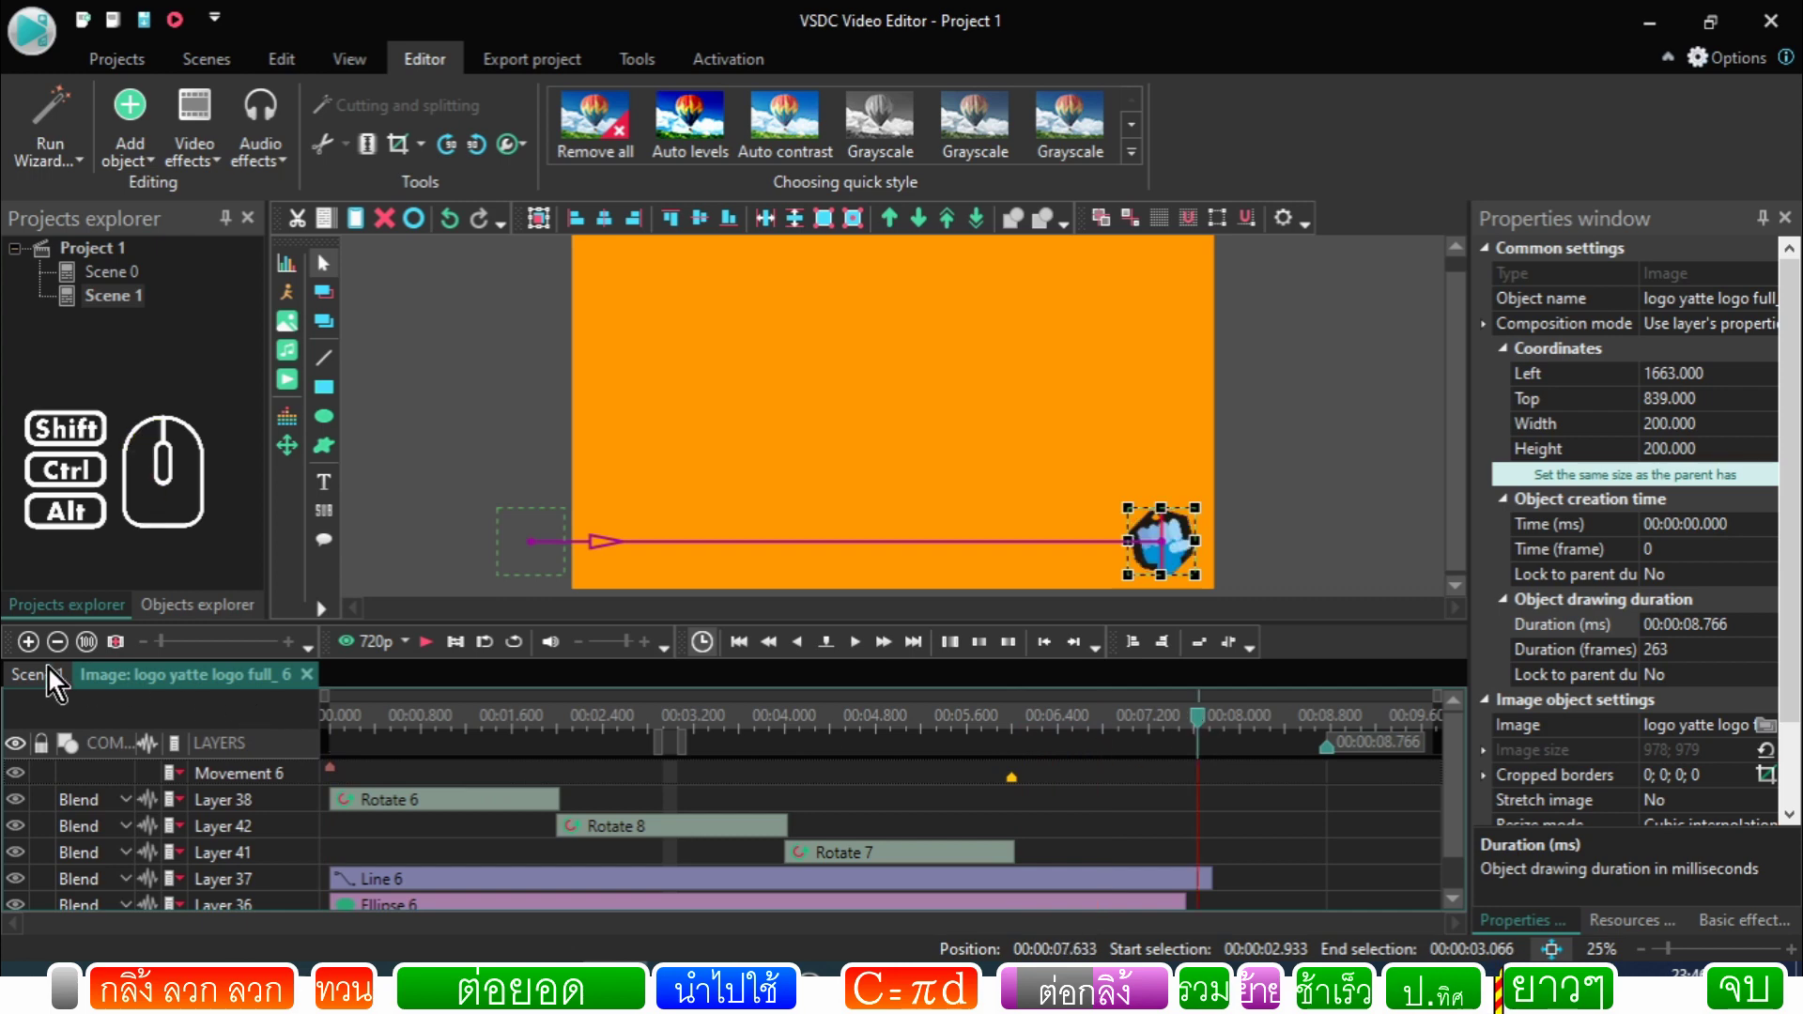
left_click(40, 695)
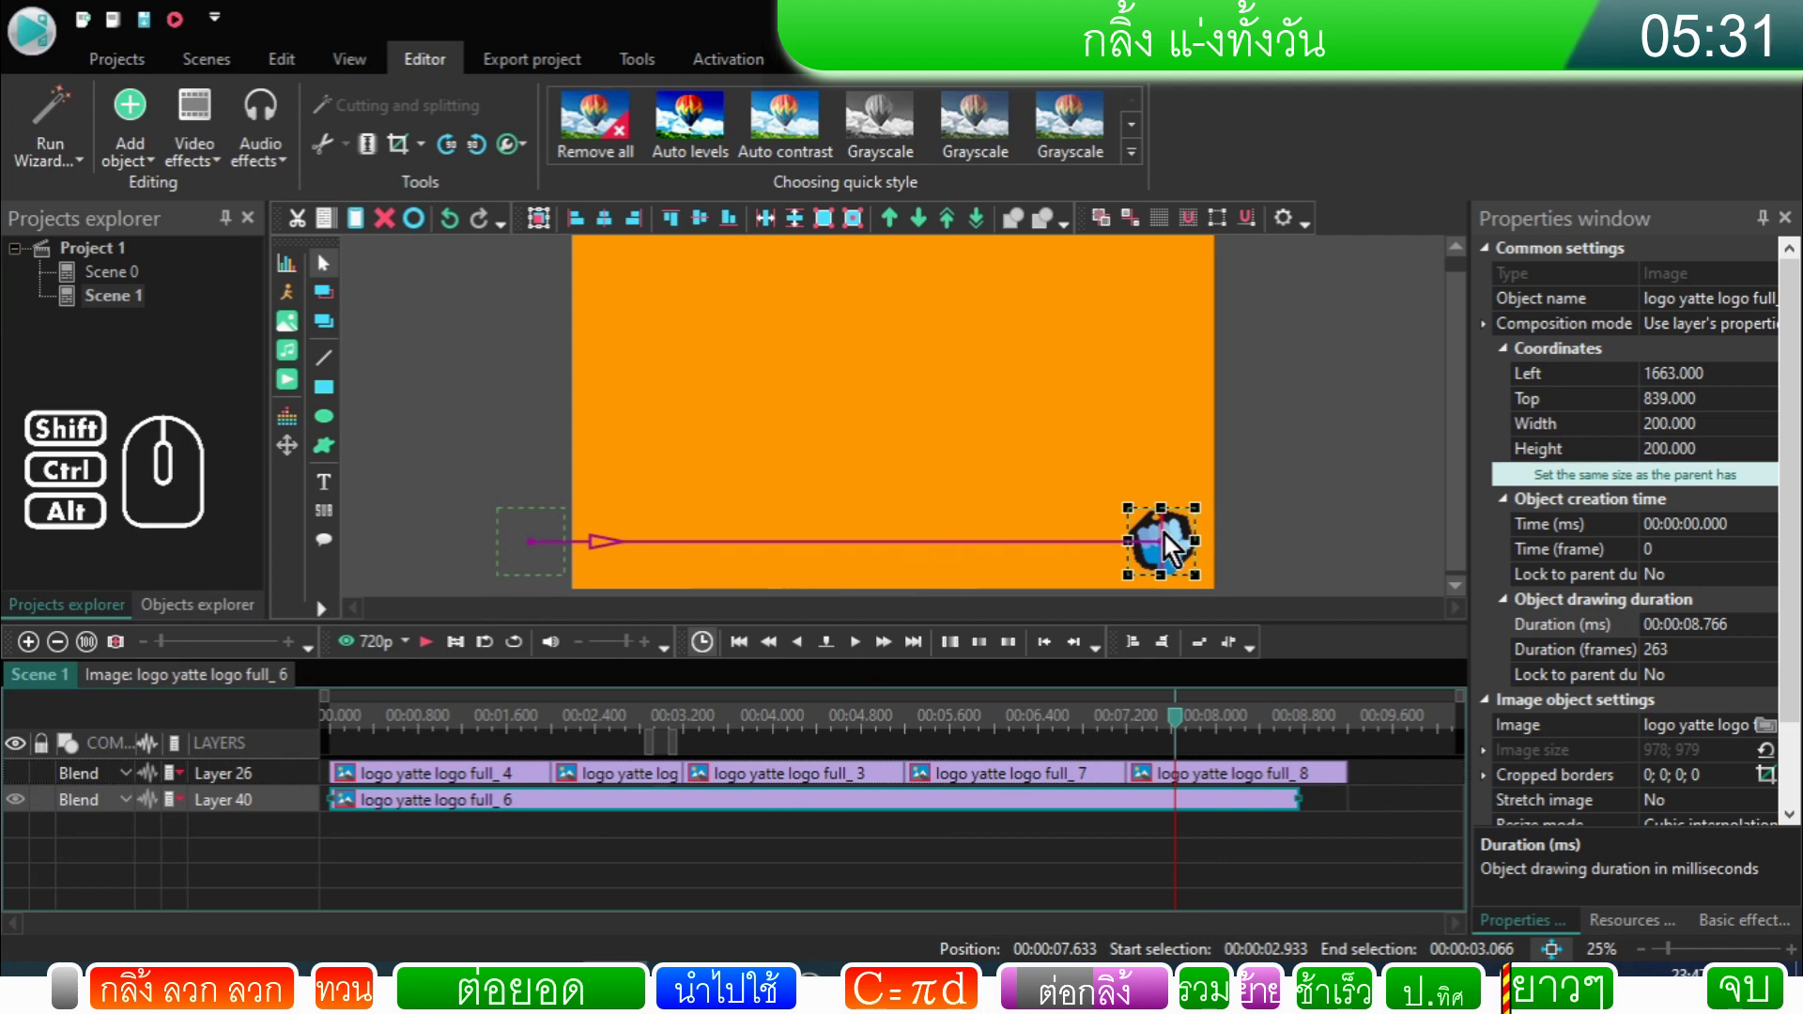
Step: Check full_6's movement end point at 1763, 939 and return to the Scene 1 timeline
double_click(924, 810)
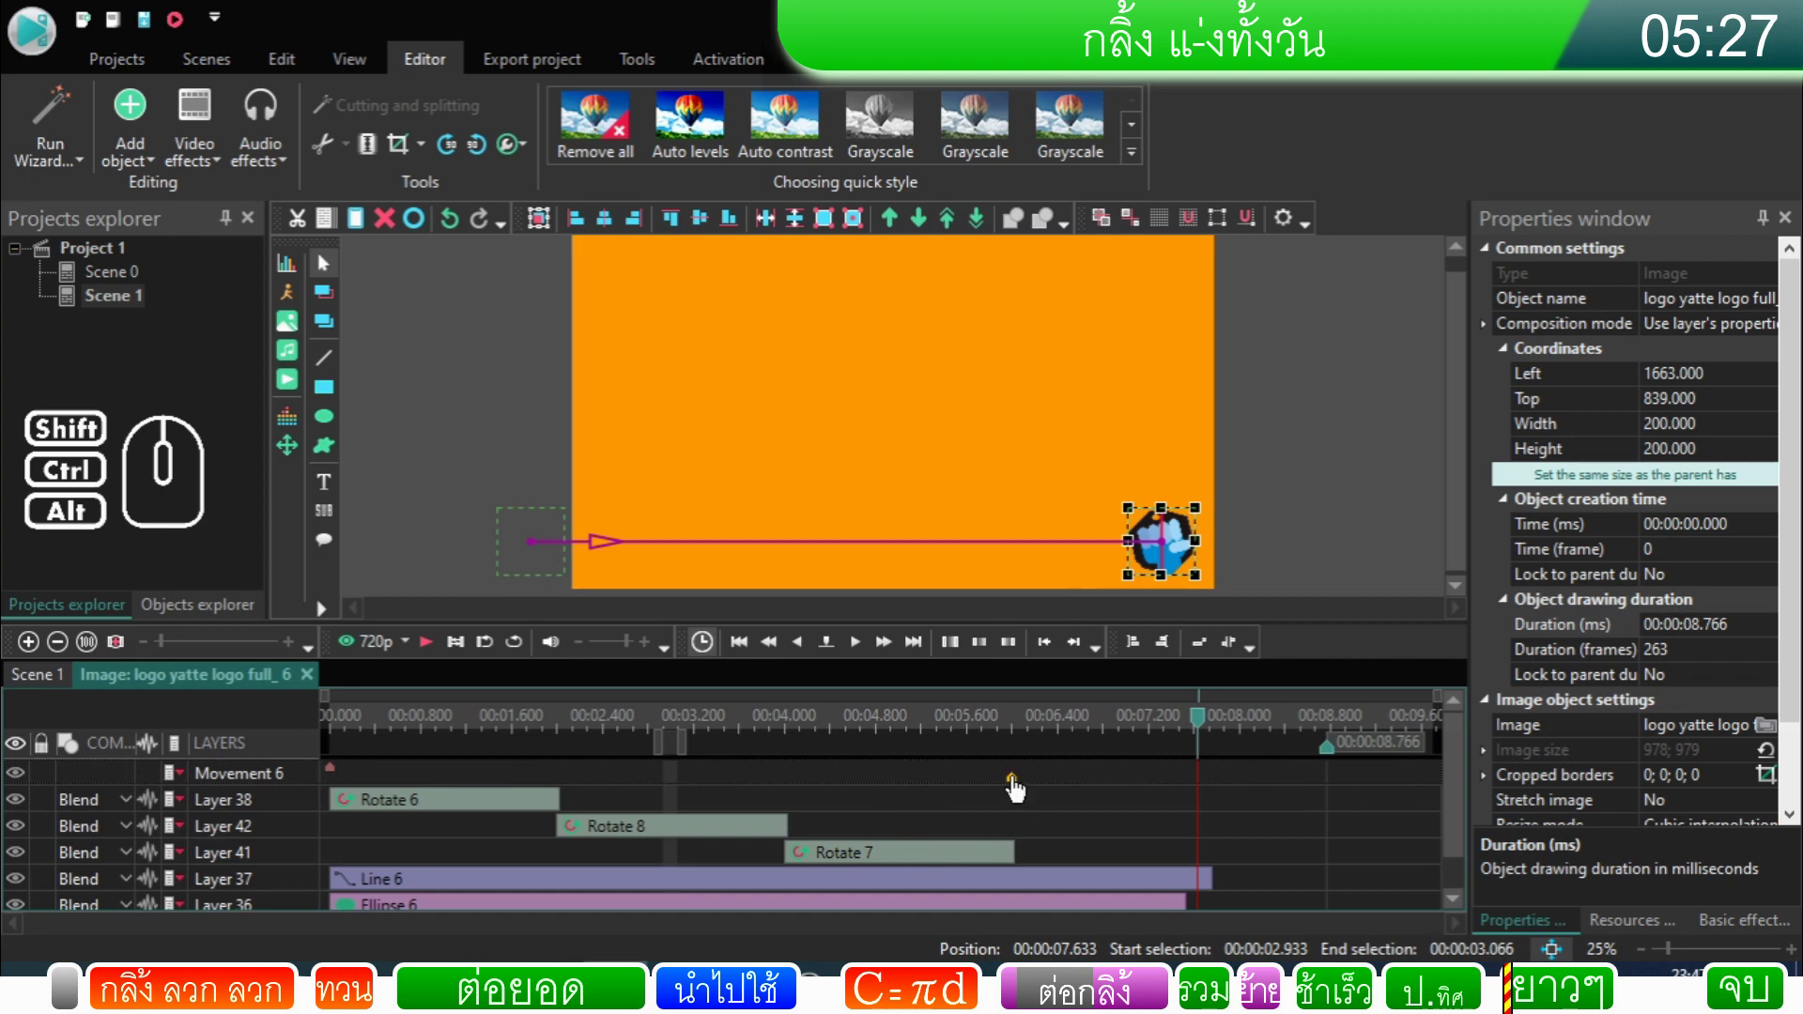
left_click(1022, 789)
right_click(1022, 789)
left_click(1080, 738)
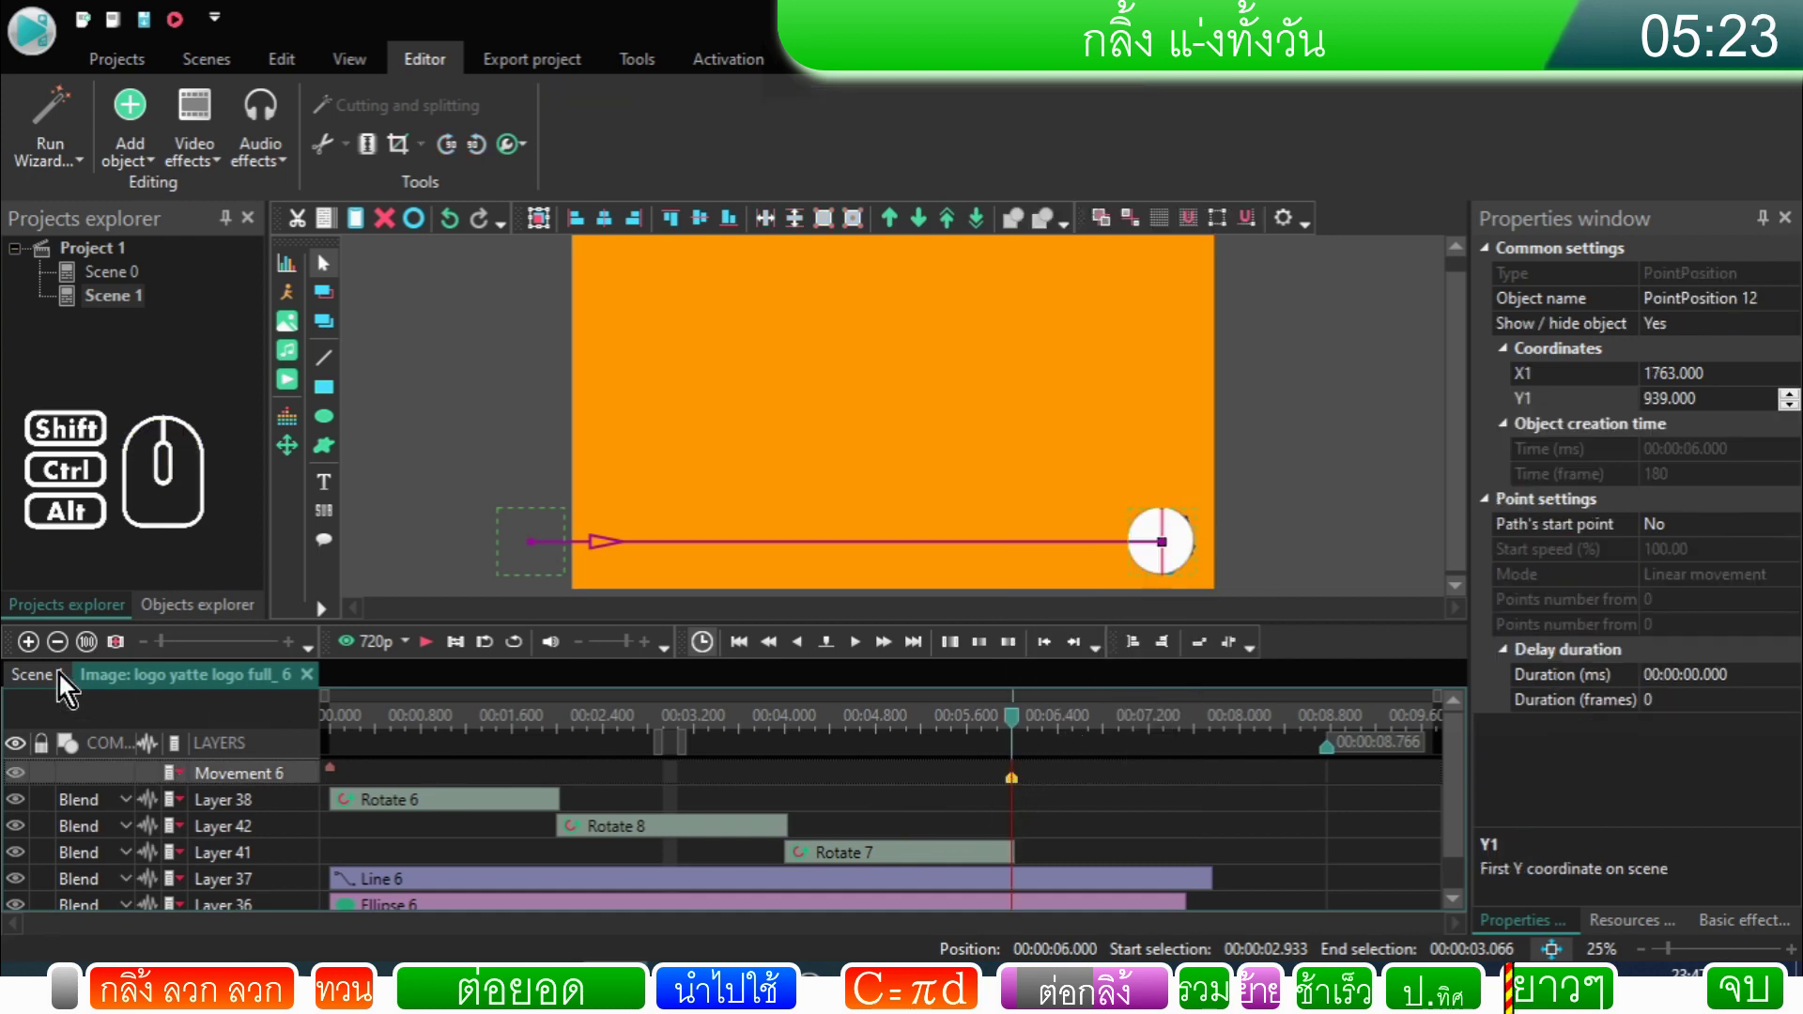
left_click(63, 679)
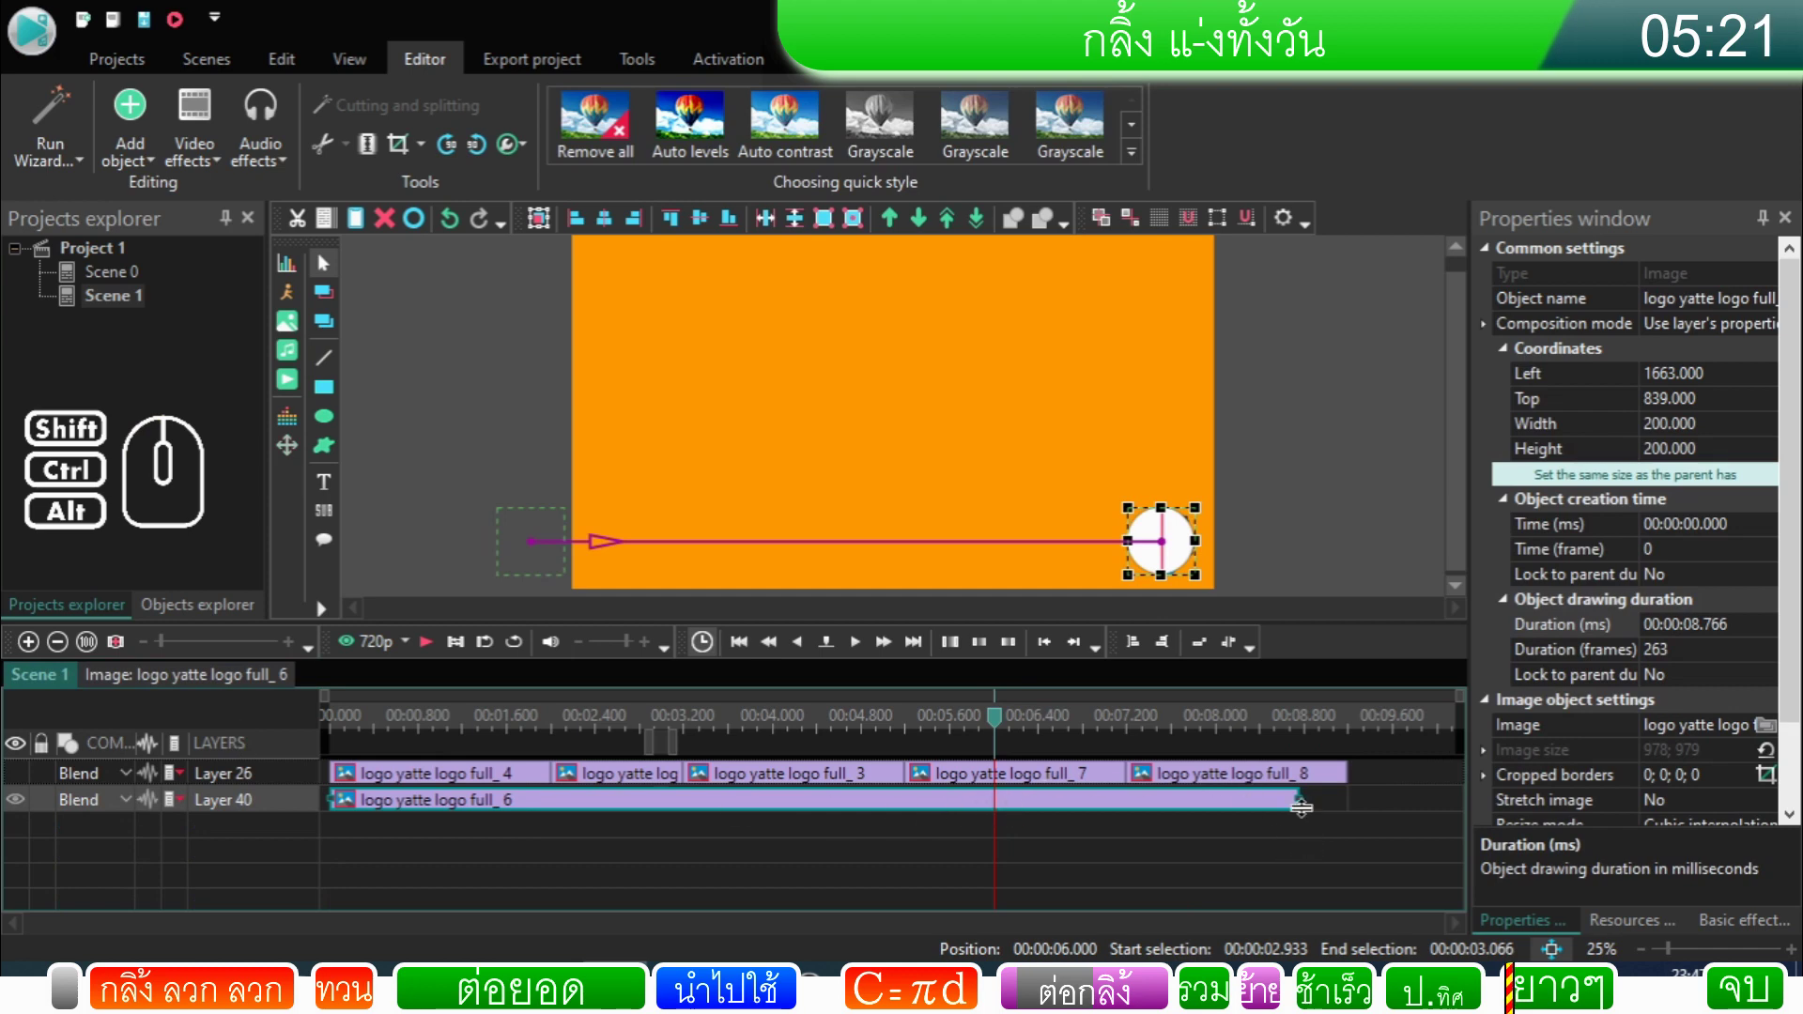
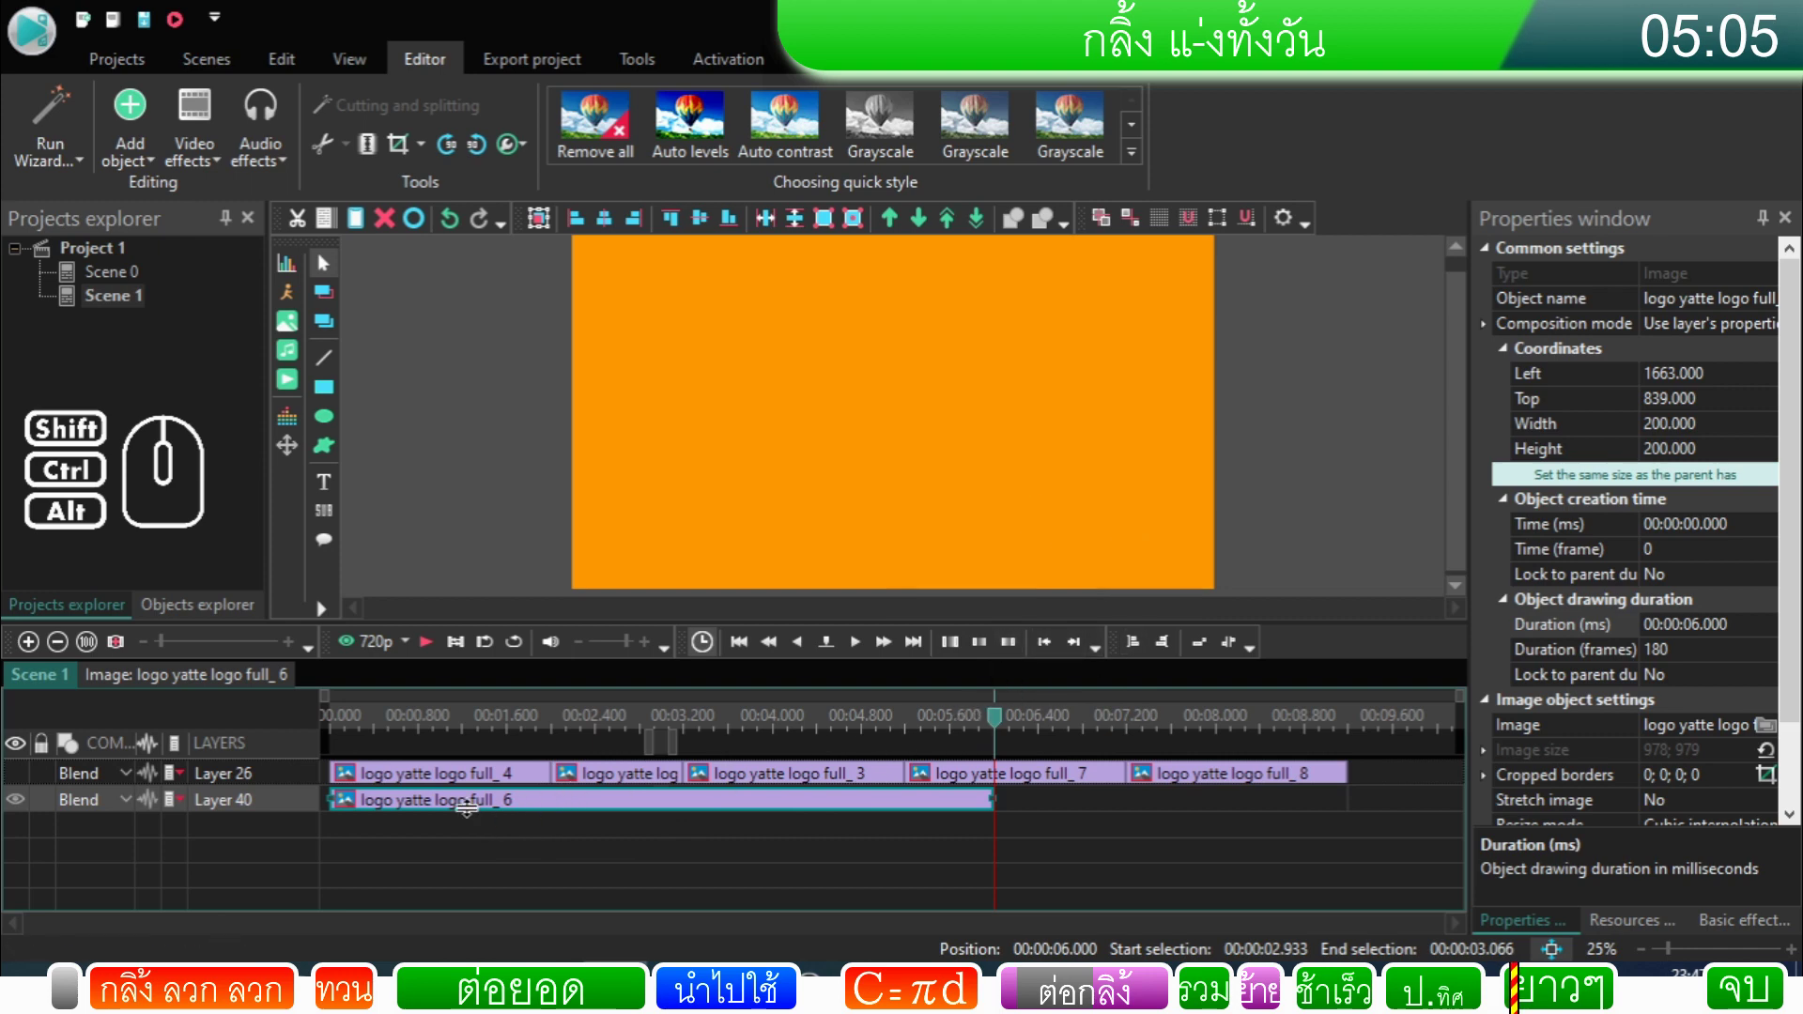
Step: Move the logo full_9 clip down onto its own bottom layer in Scene 1
left_click(493, 786)
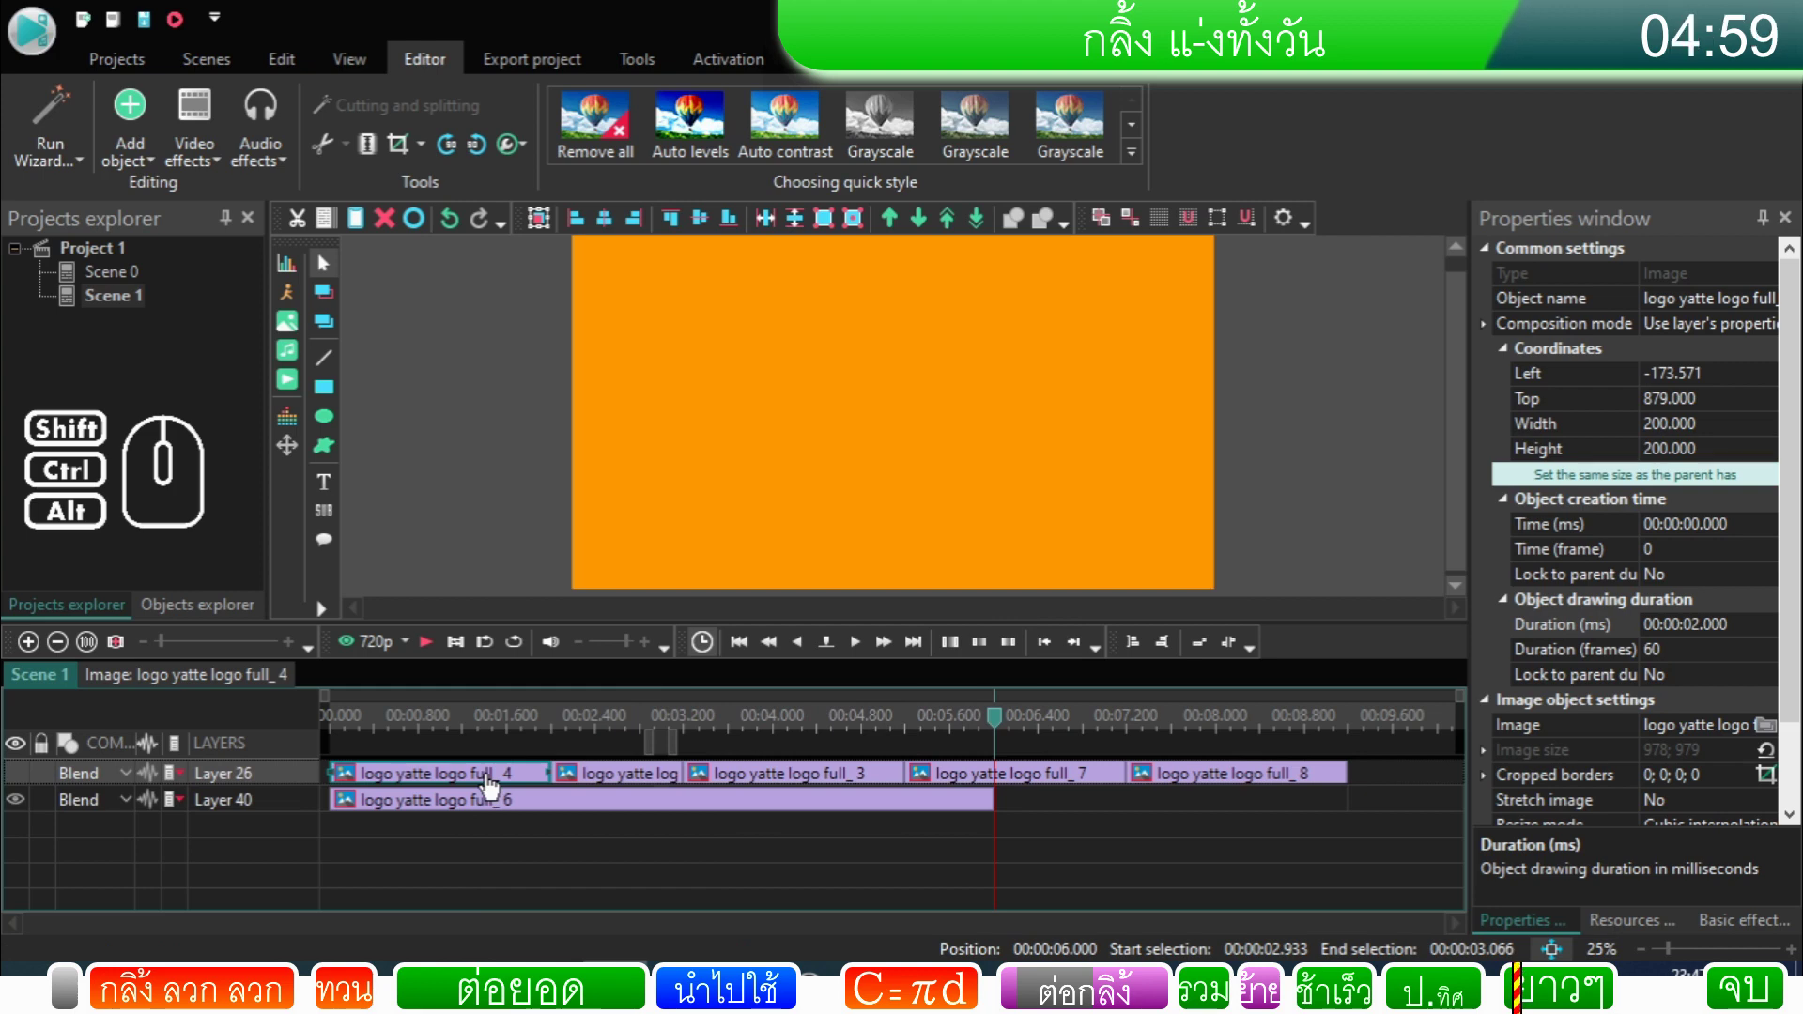
left_click(489, 851)
left_click(504, 786)
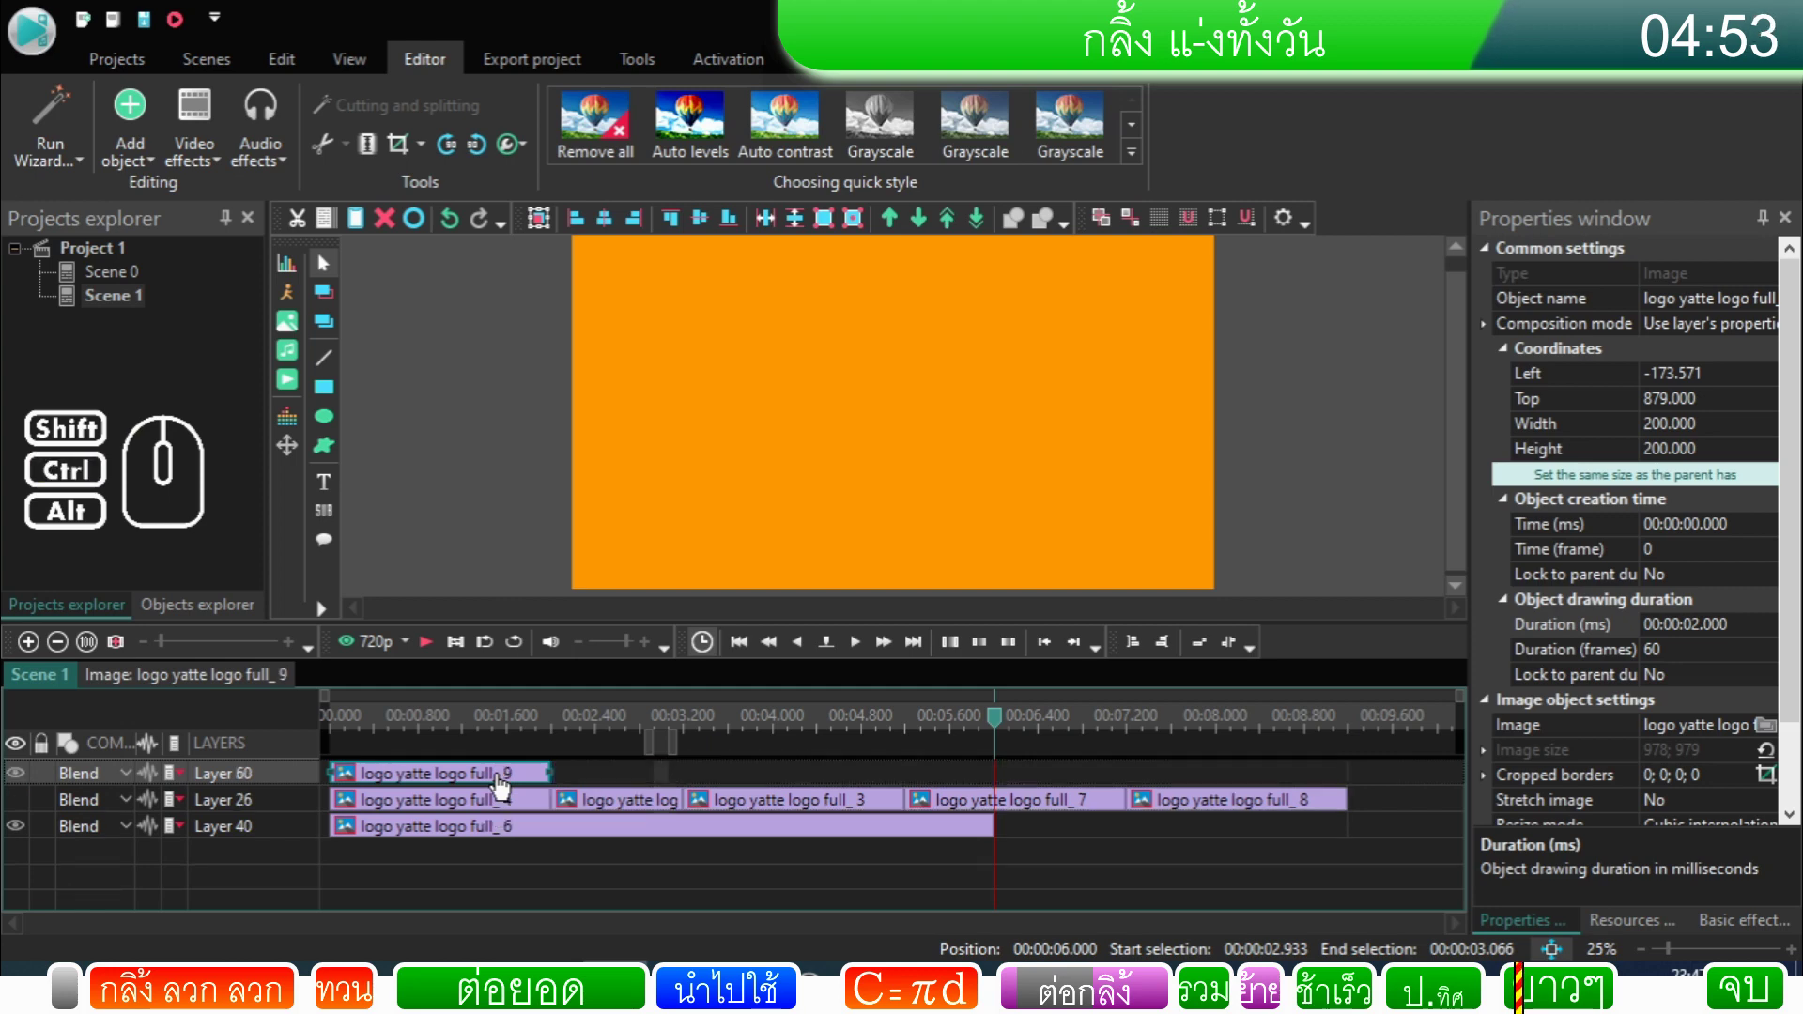
left_click_drag(504, 786, 484, 865)
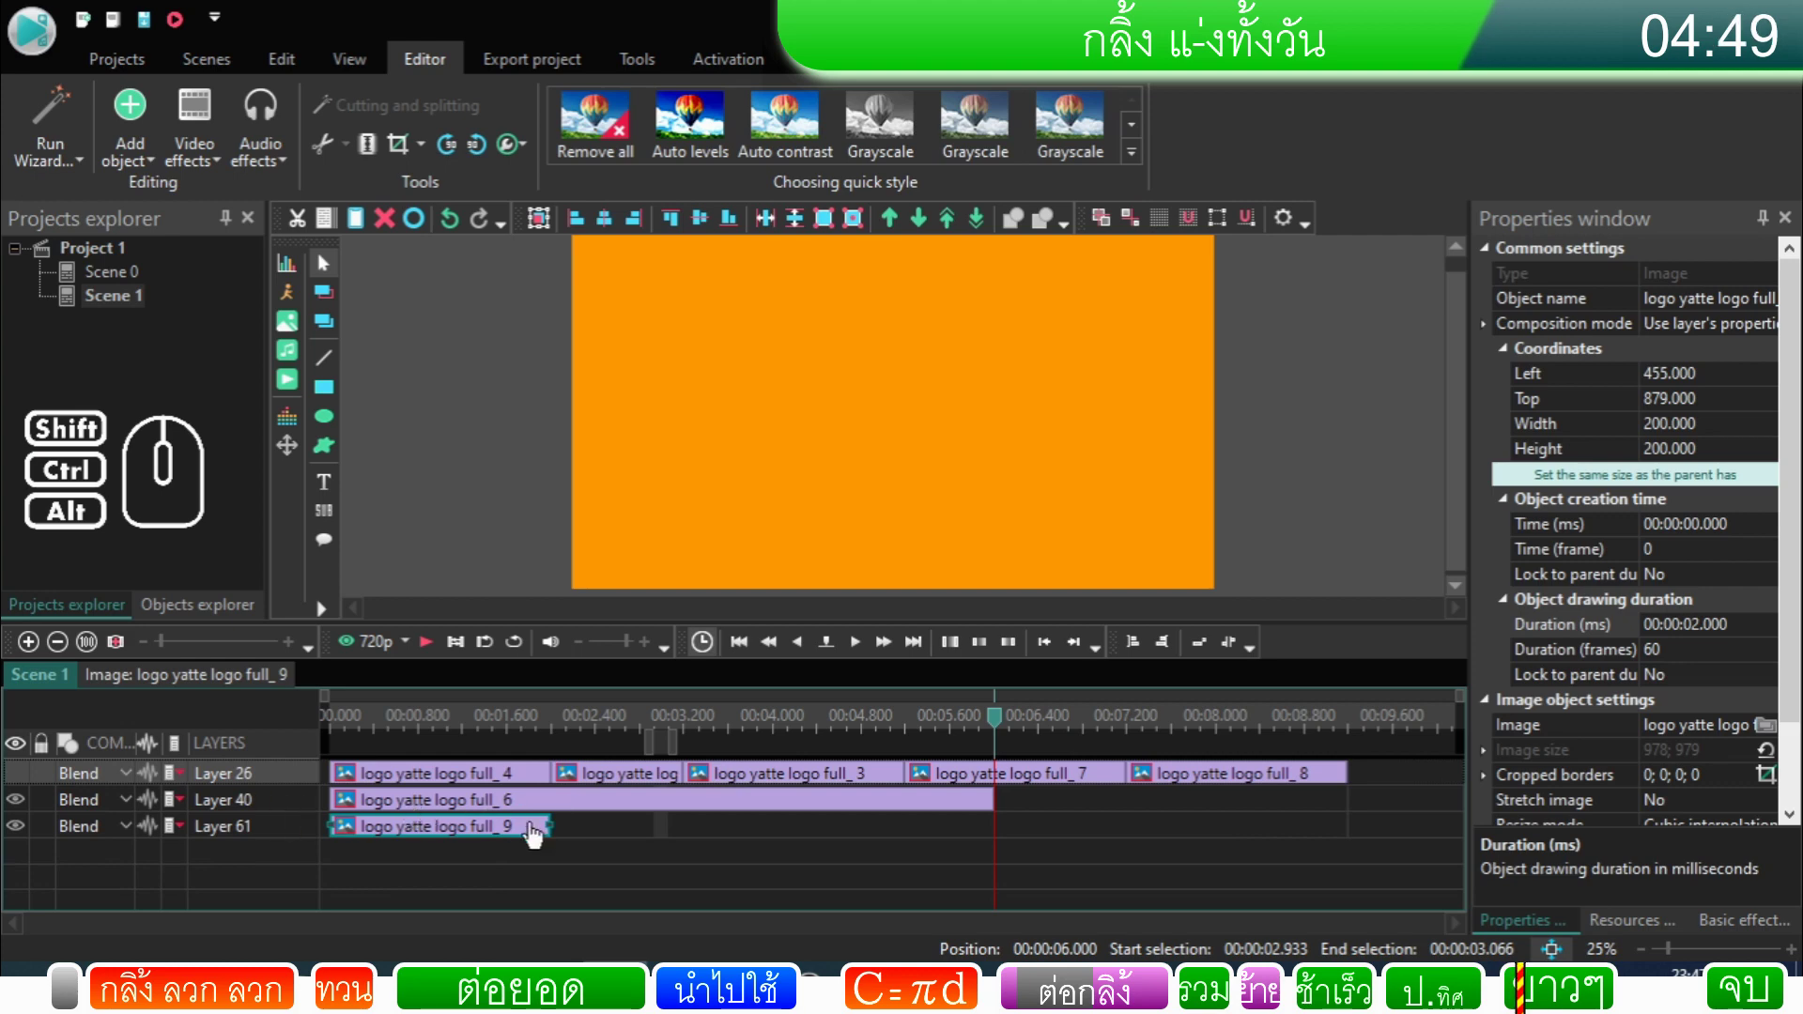
Step: Inside logo full_9, delete Movement 9, Line 9 and Ellipse 9, keeping only the rotation
left_click(539, 835)
double_click(539, 835)
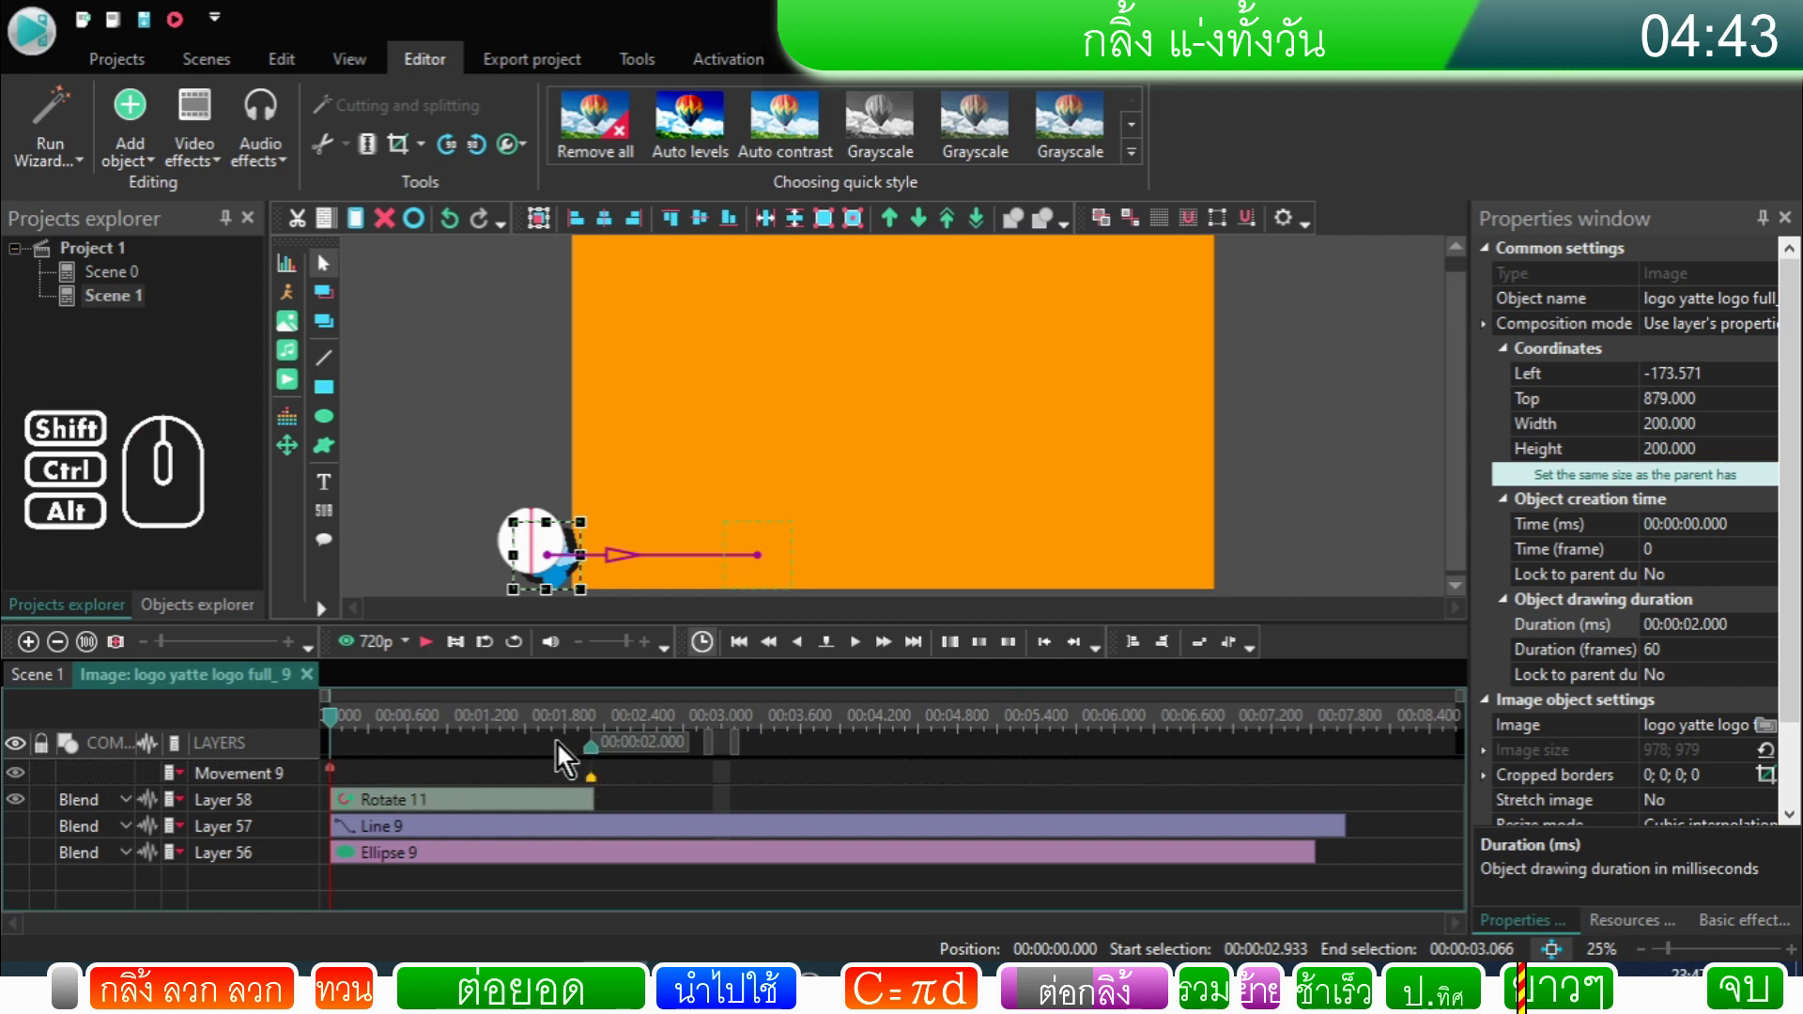
left_click(297, 783)
right_click(297, 783)
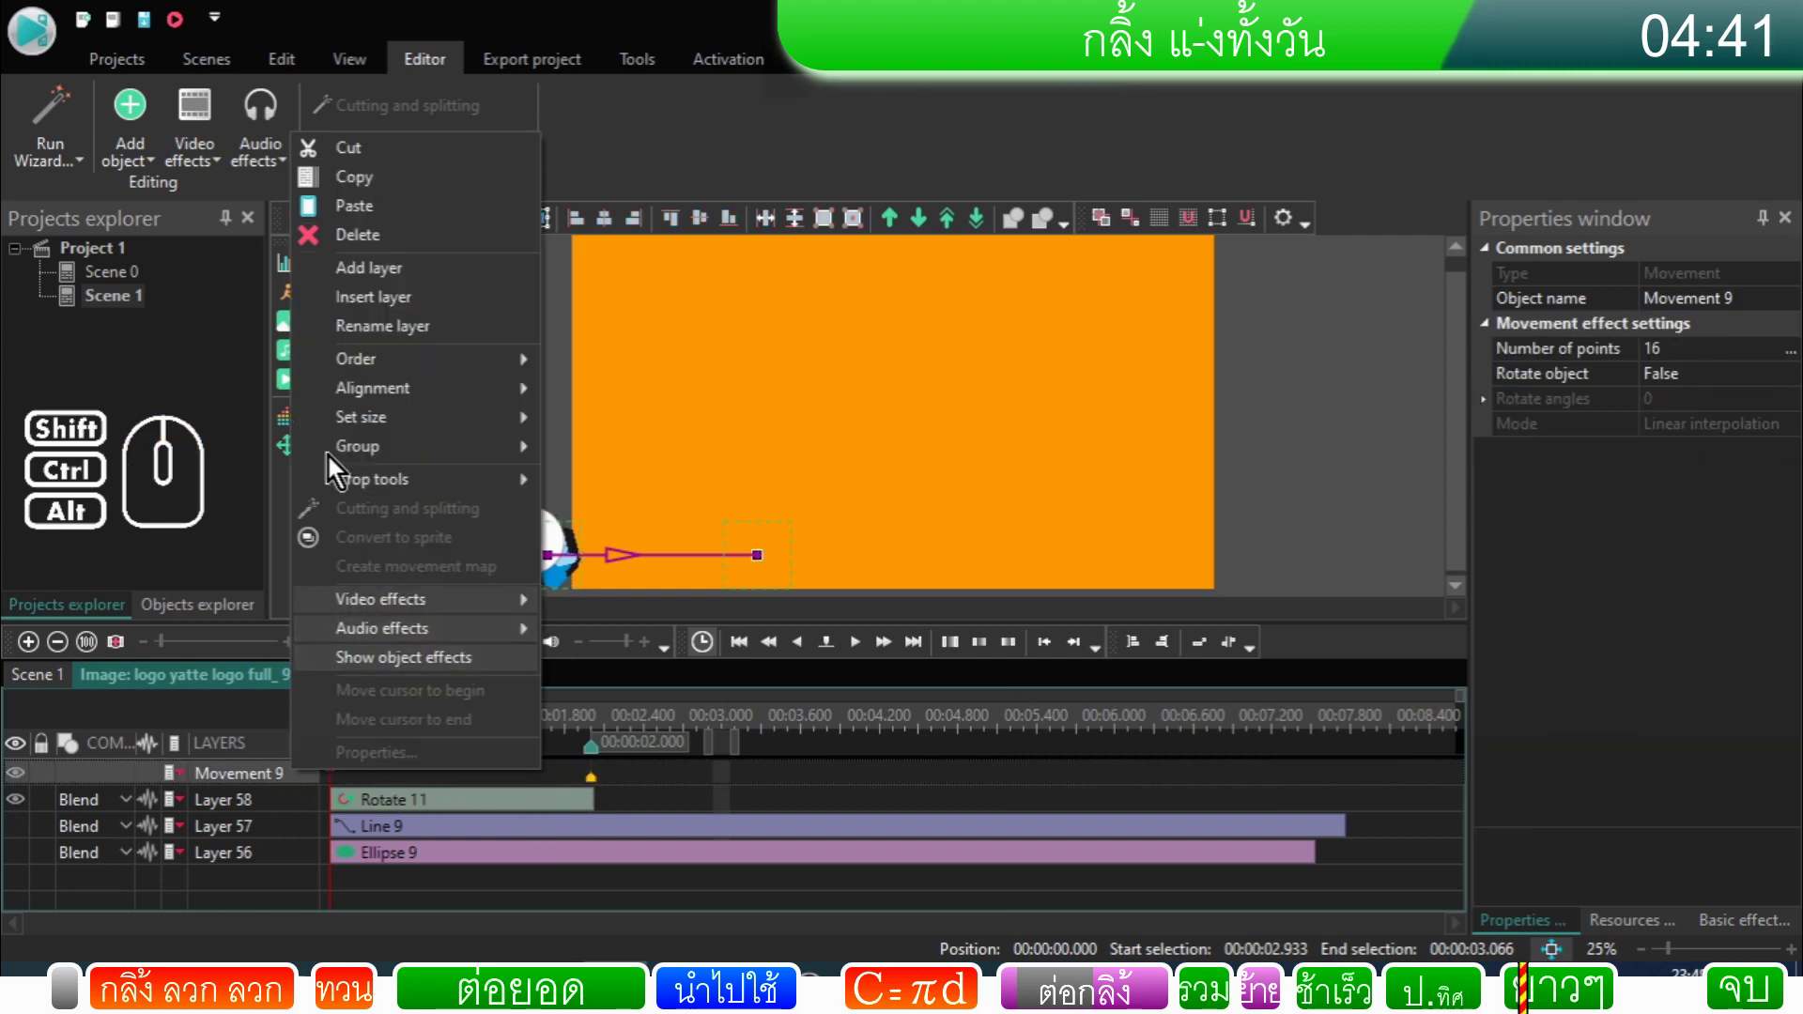
left_click(371, 242)
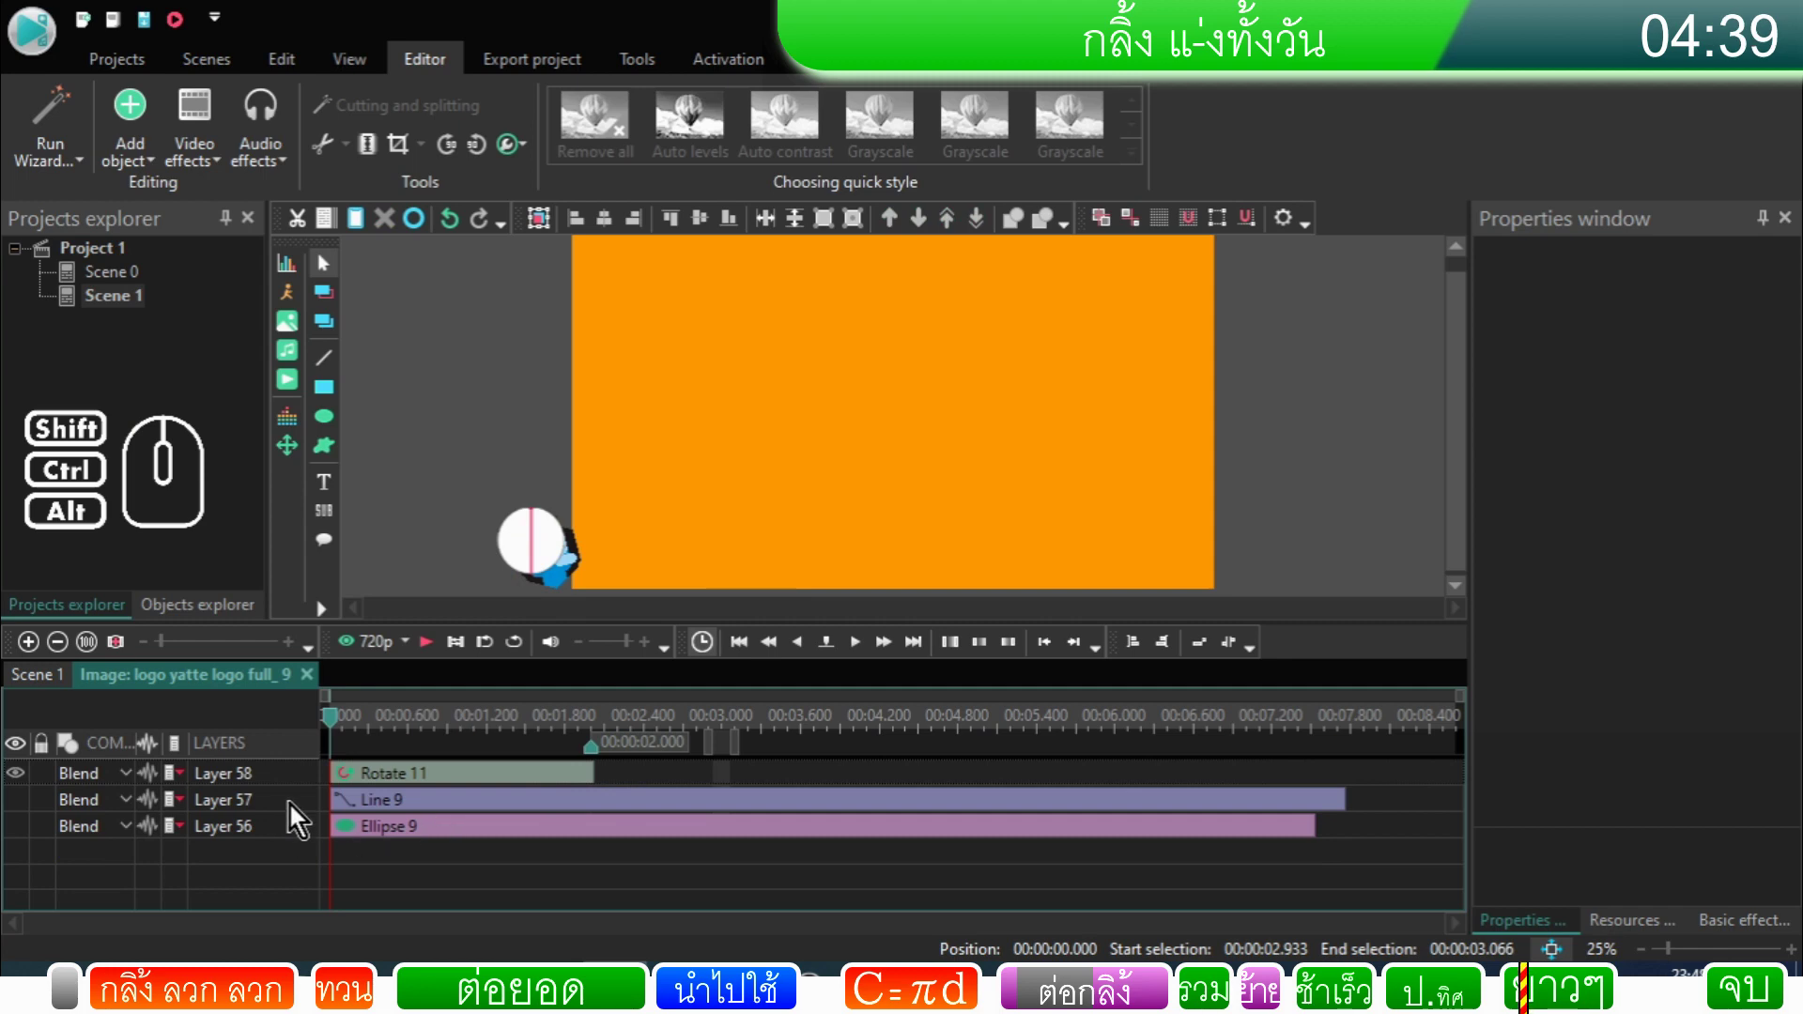
left_click(301, 813)
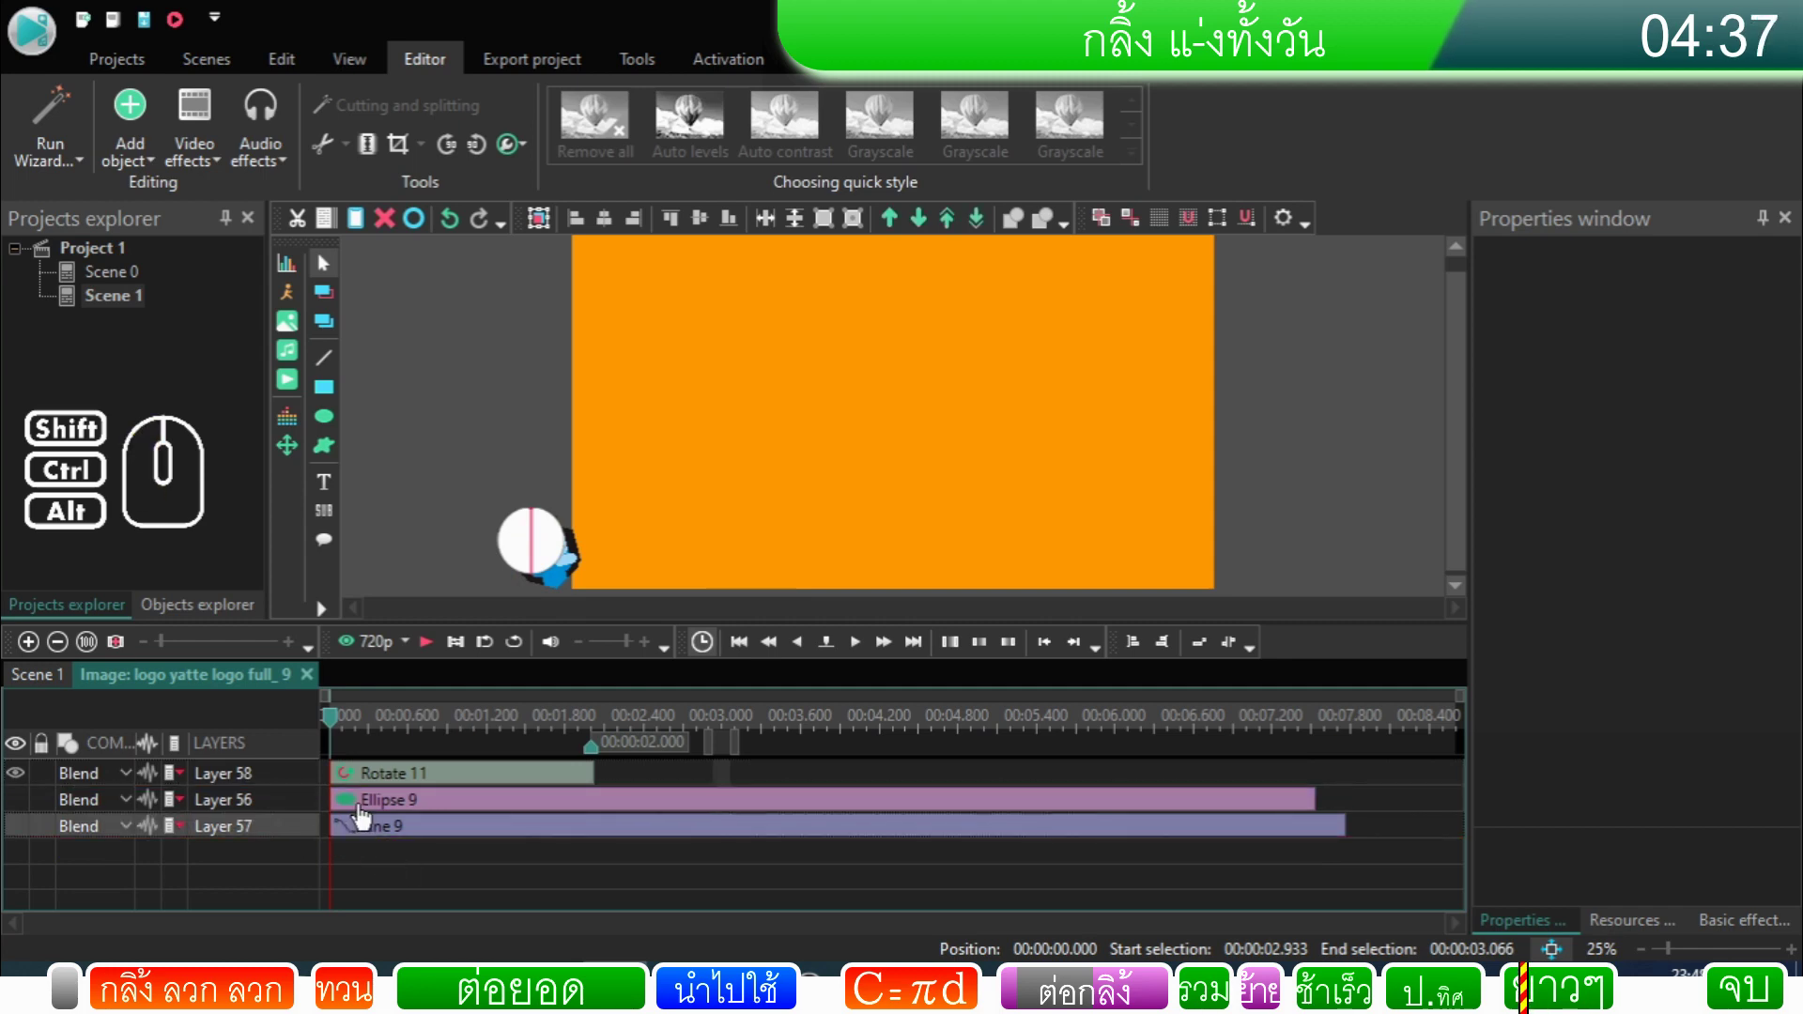
left_click(366, 816)
left_click(376, 841)
left_click(401, 223)
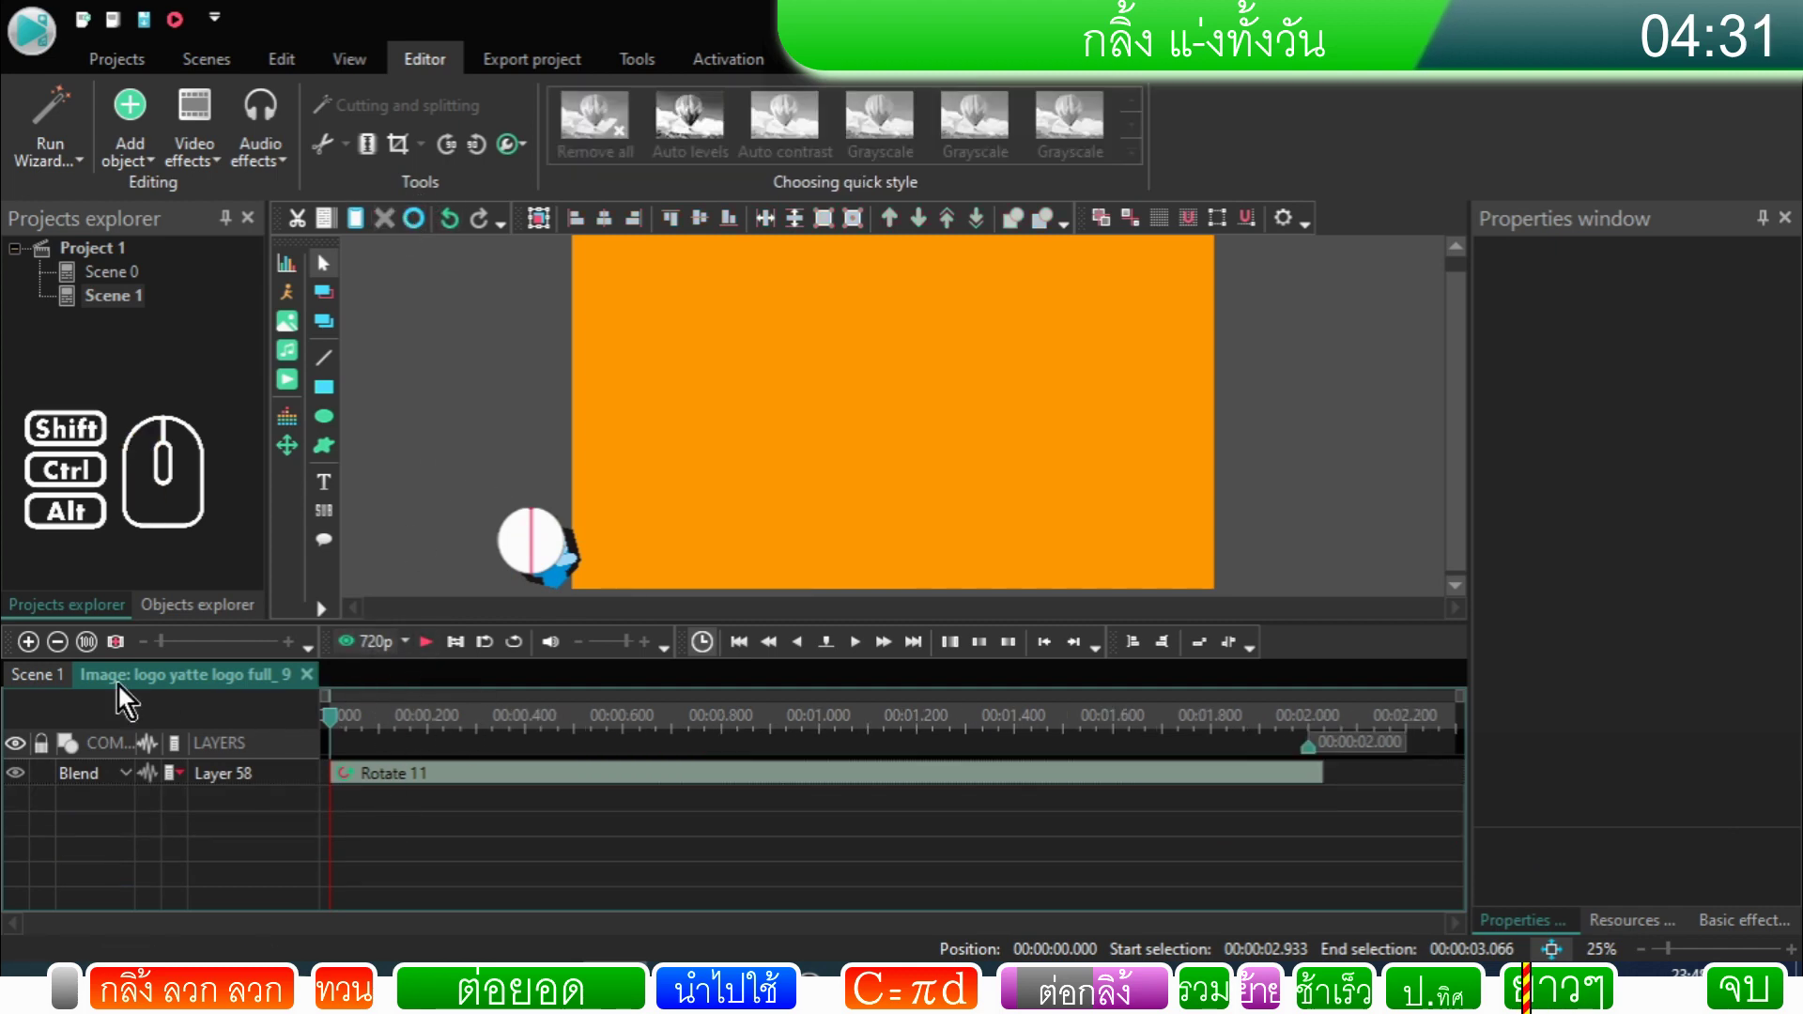
left_click(49, 682)
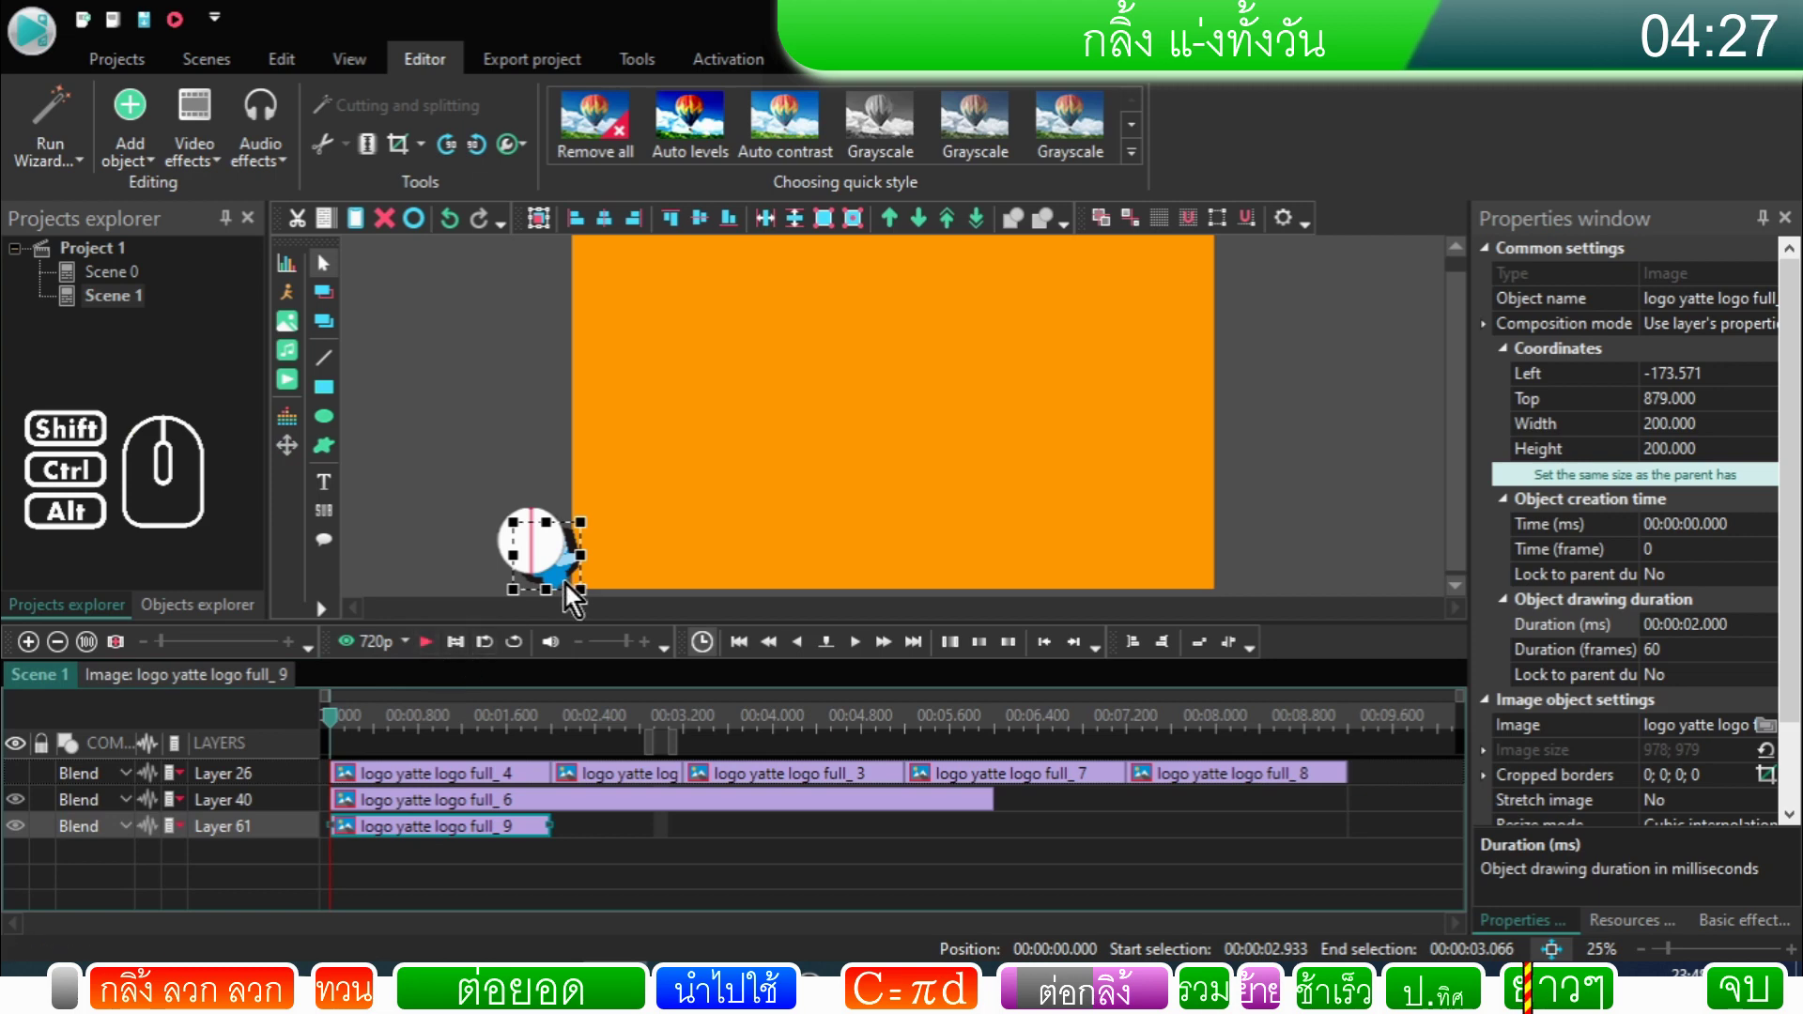
Step: Scrub Scene 1 to about 2.1 seconds to check the two-second logo full_9 clip
left_click(569, 589)
left_click_drag(569, 589, 509, 469)
left_click(444, 655)
left_click(437, 651)
left_click(588, 870)
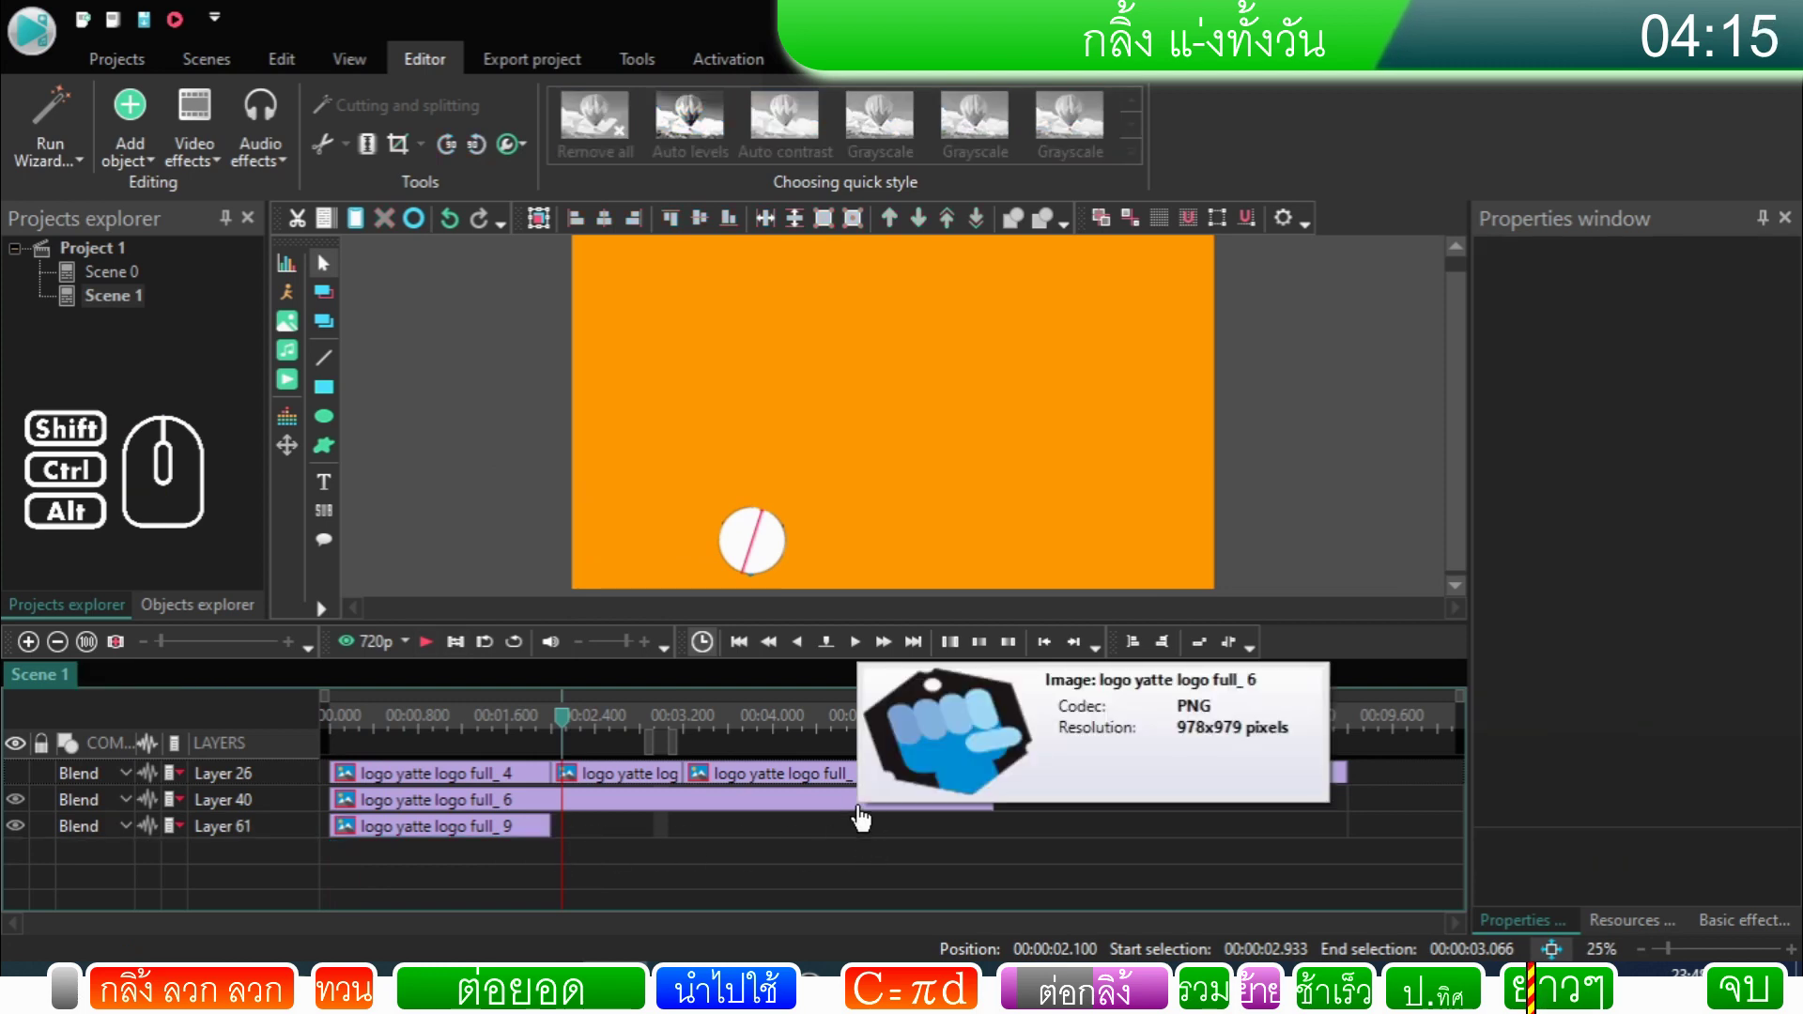
left_click(627, 861)
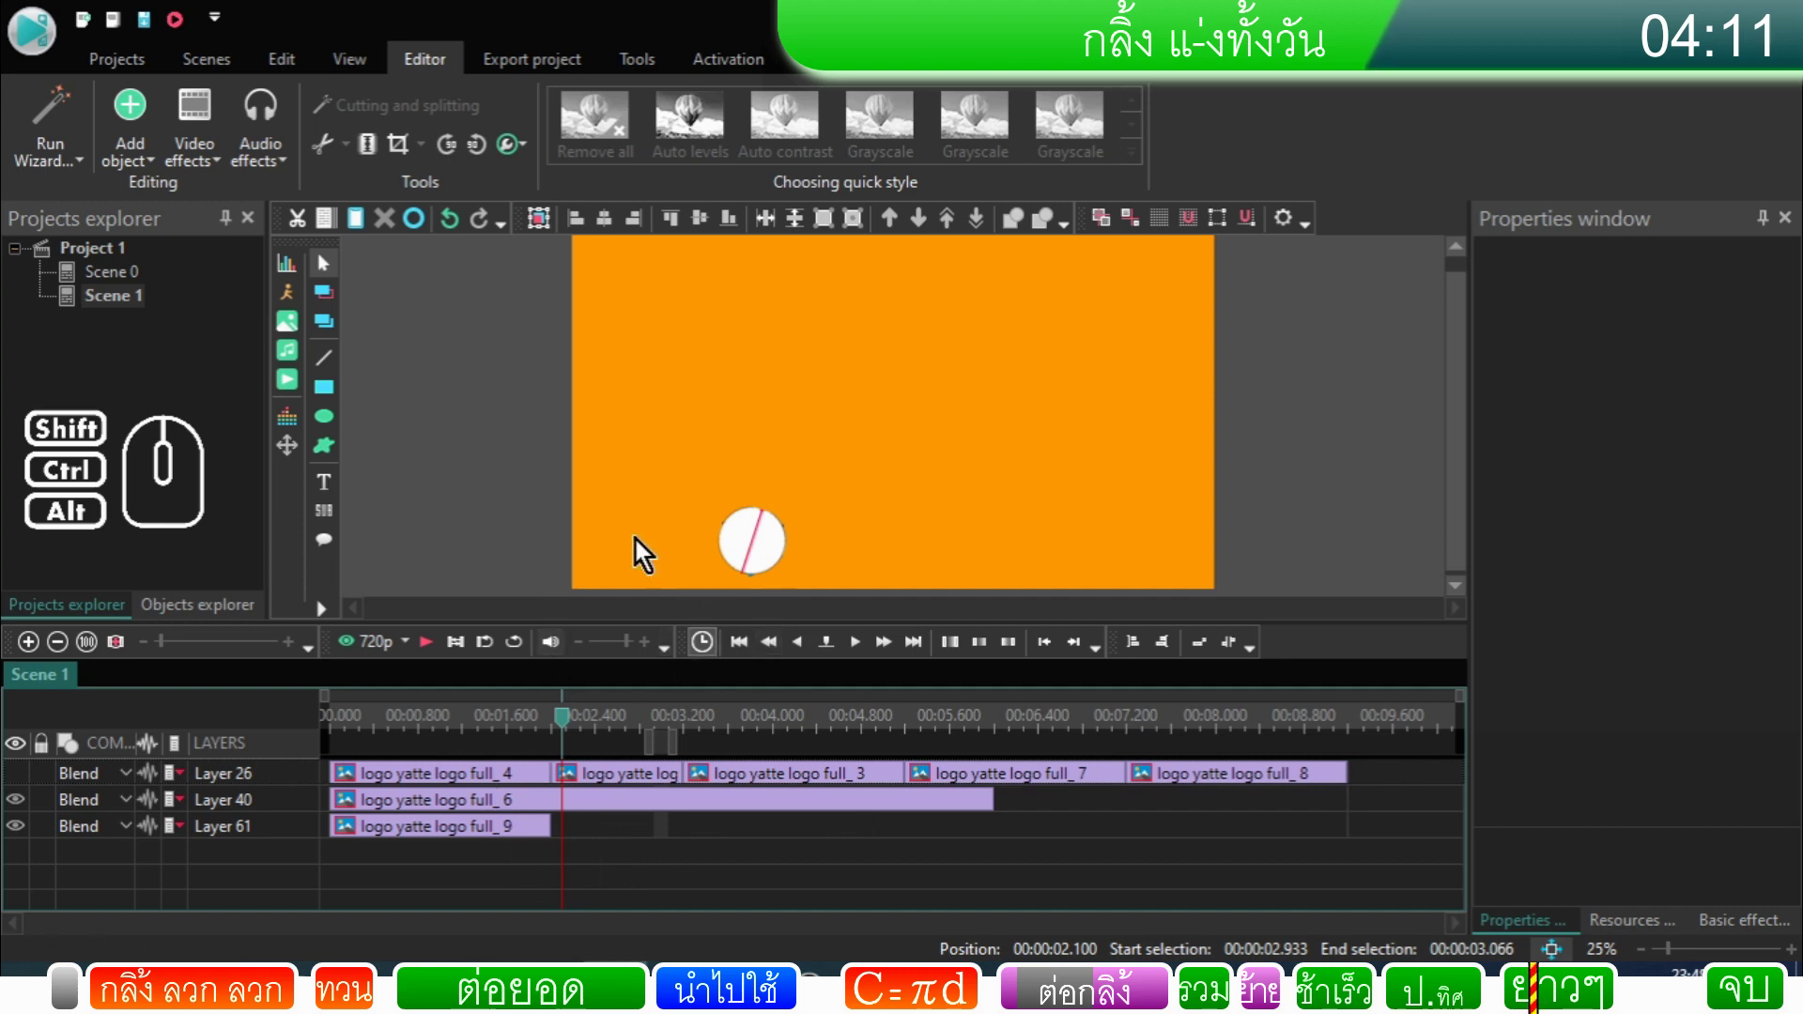
left_click(593, 841)
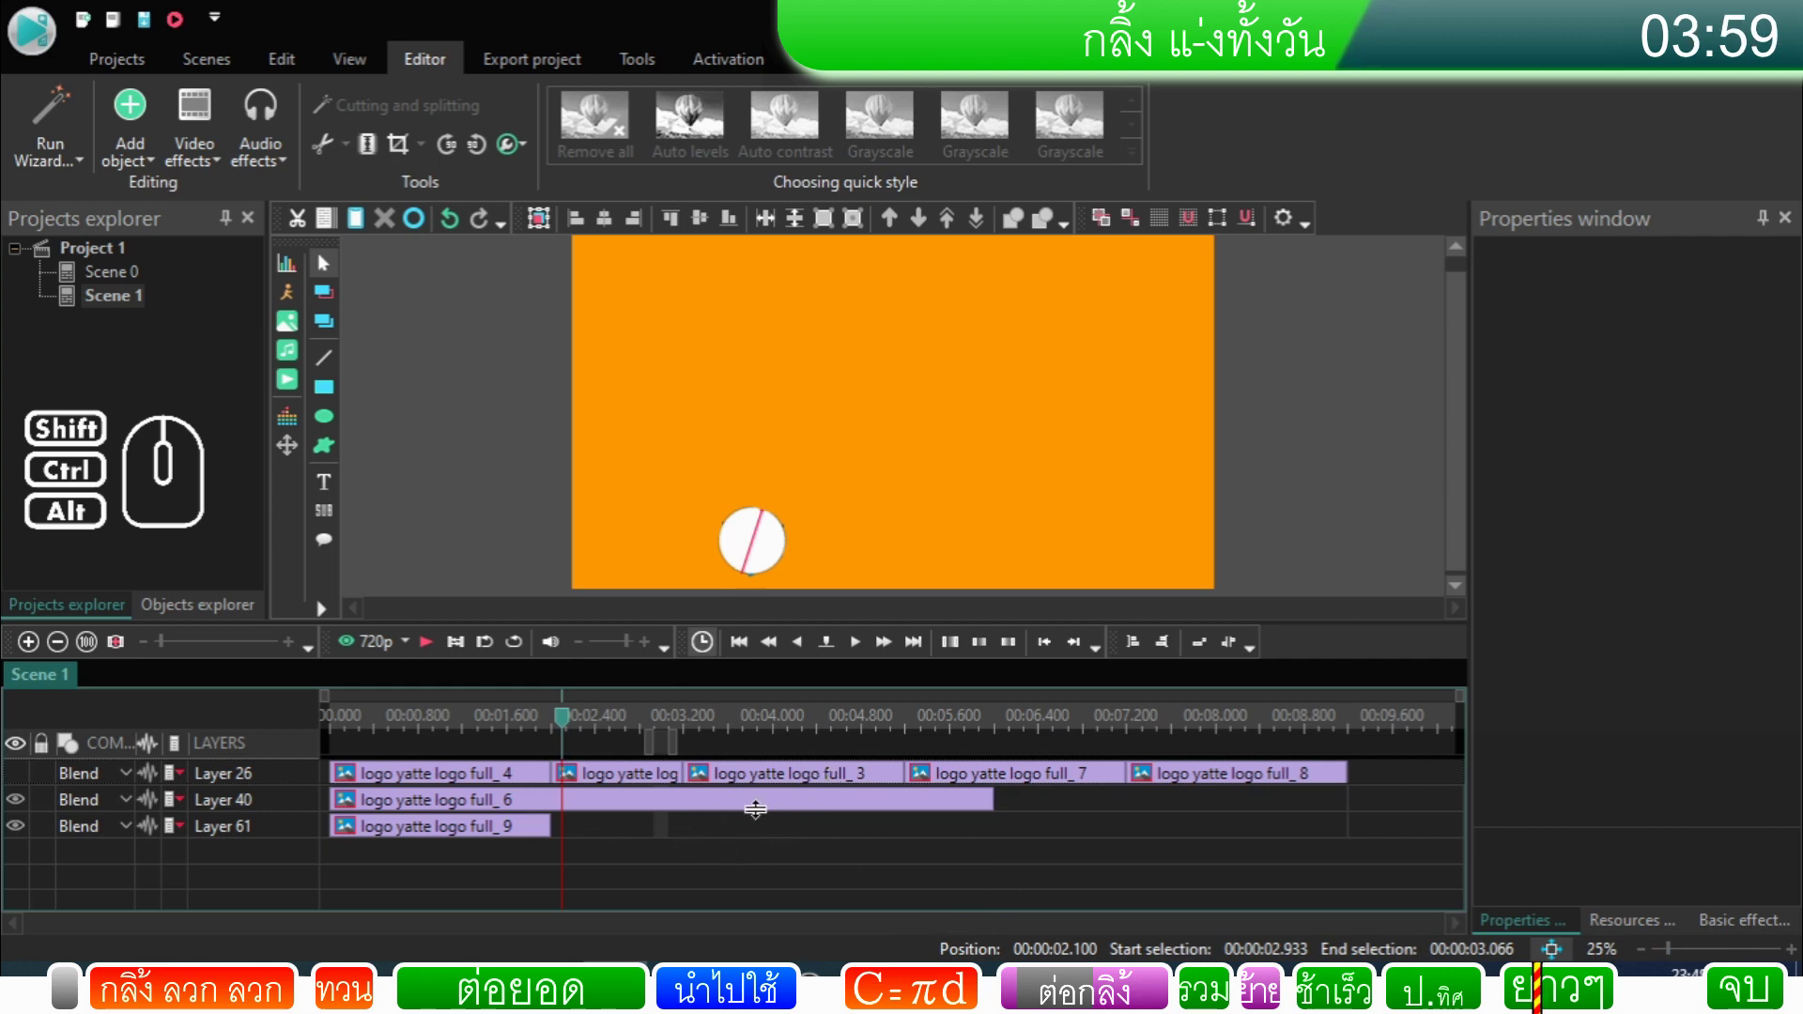
Step: Move the logo sprite left off the canvas and add a Duplicate 1 object with default position
left_click(517, 835)
left_click_drag(566, 729, 298, 764)
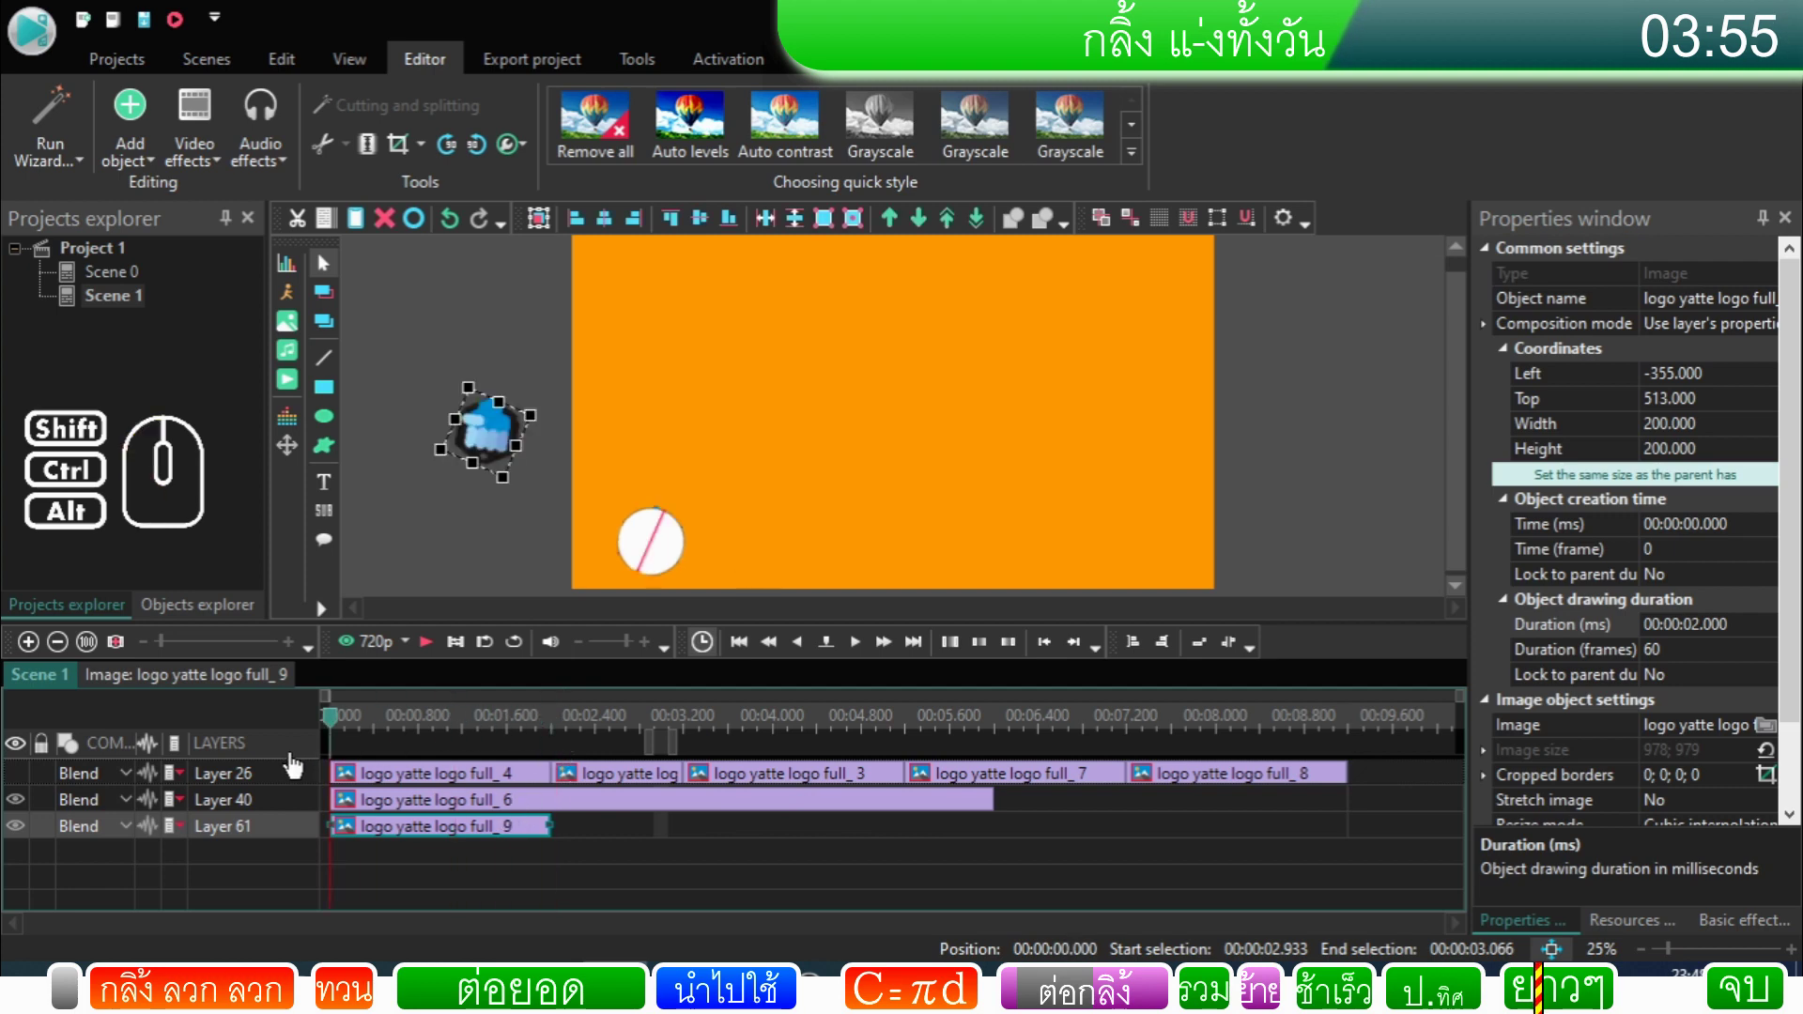
left_click(383, 833)
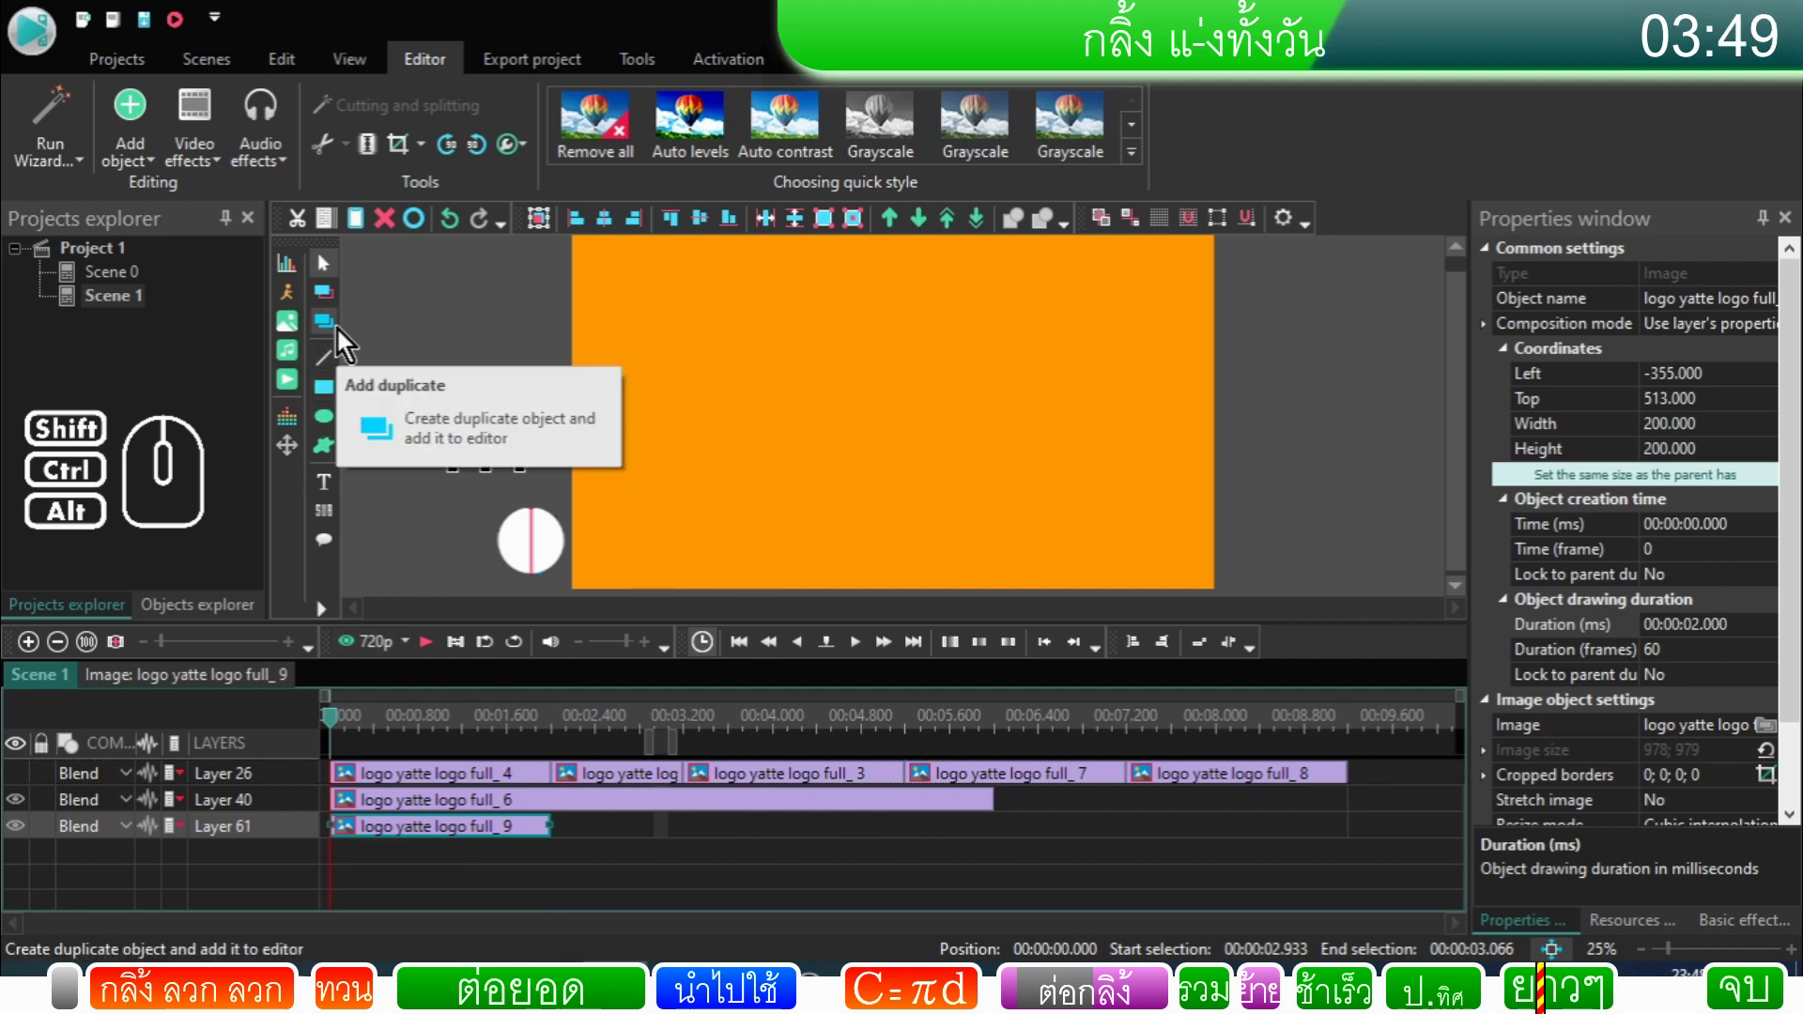
left_click(341, 334)
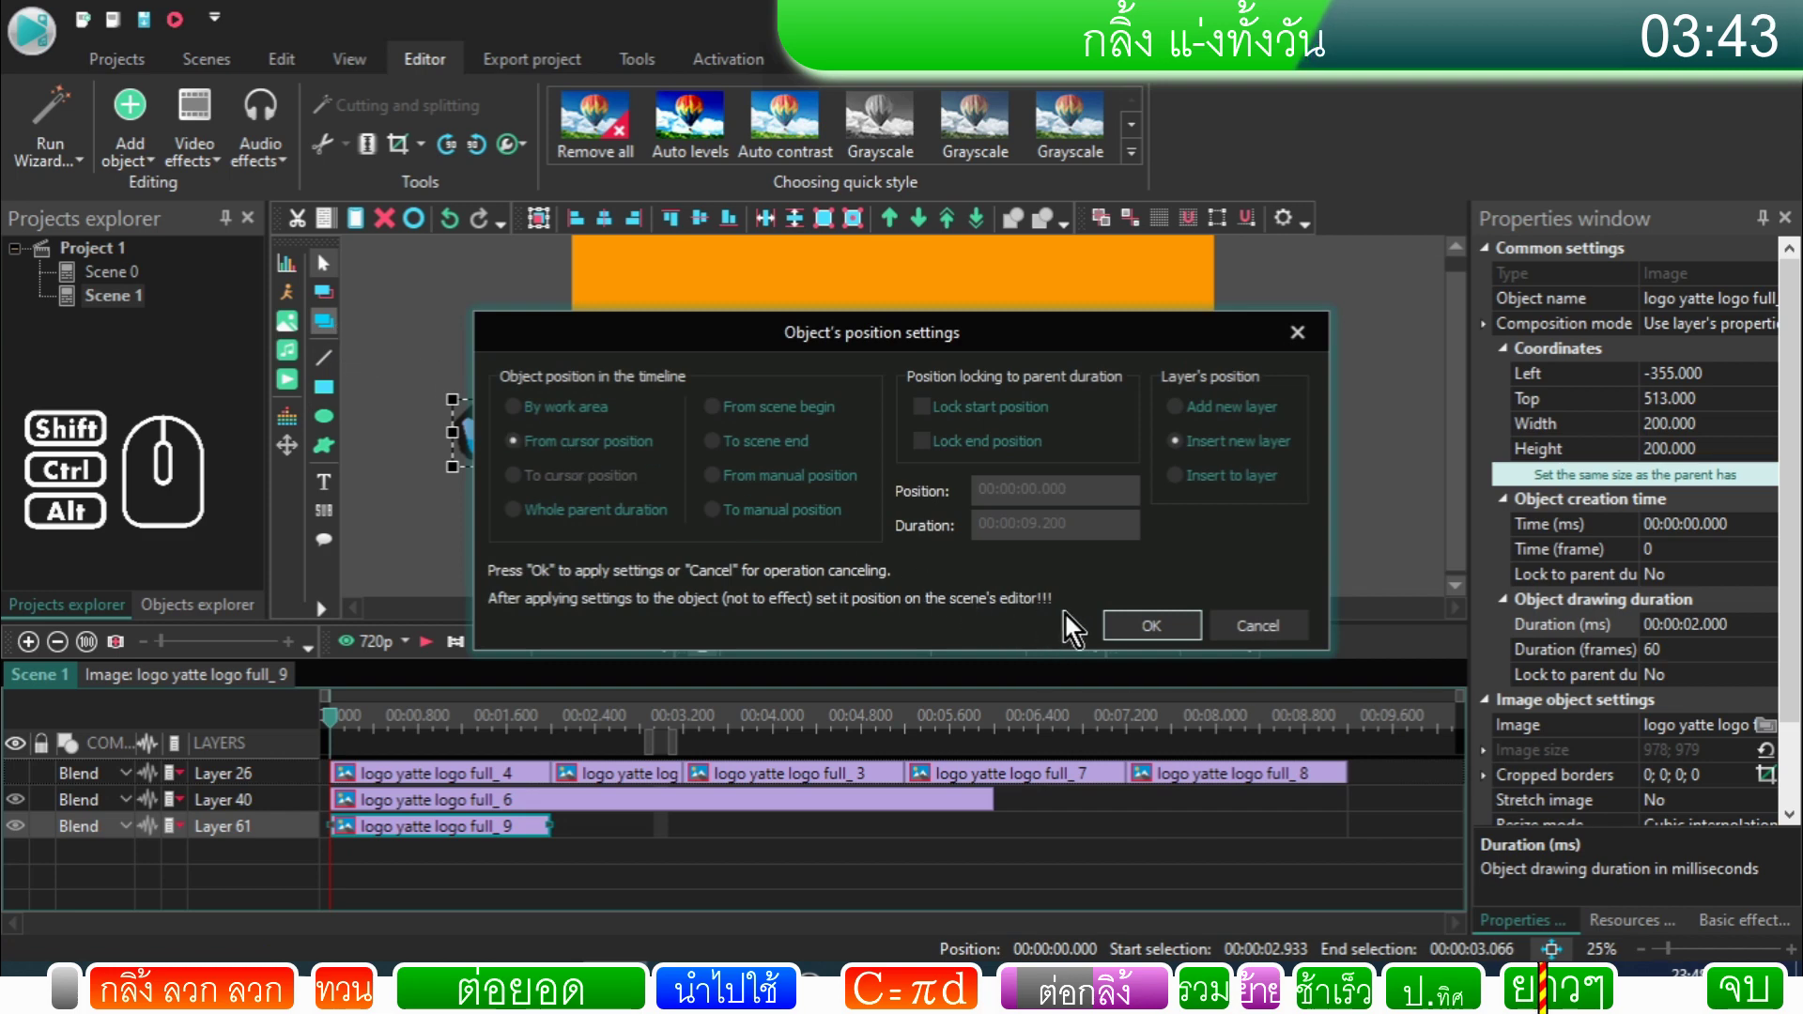
left_click(1165, 633)
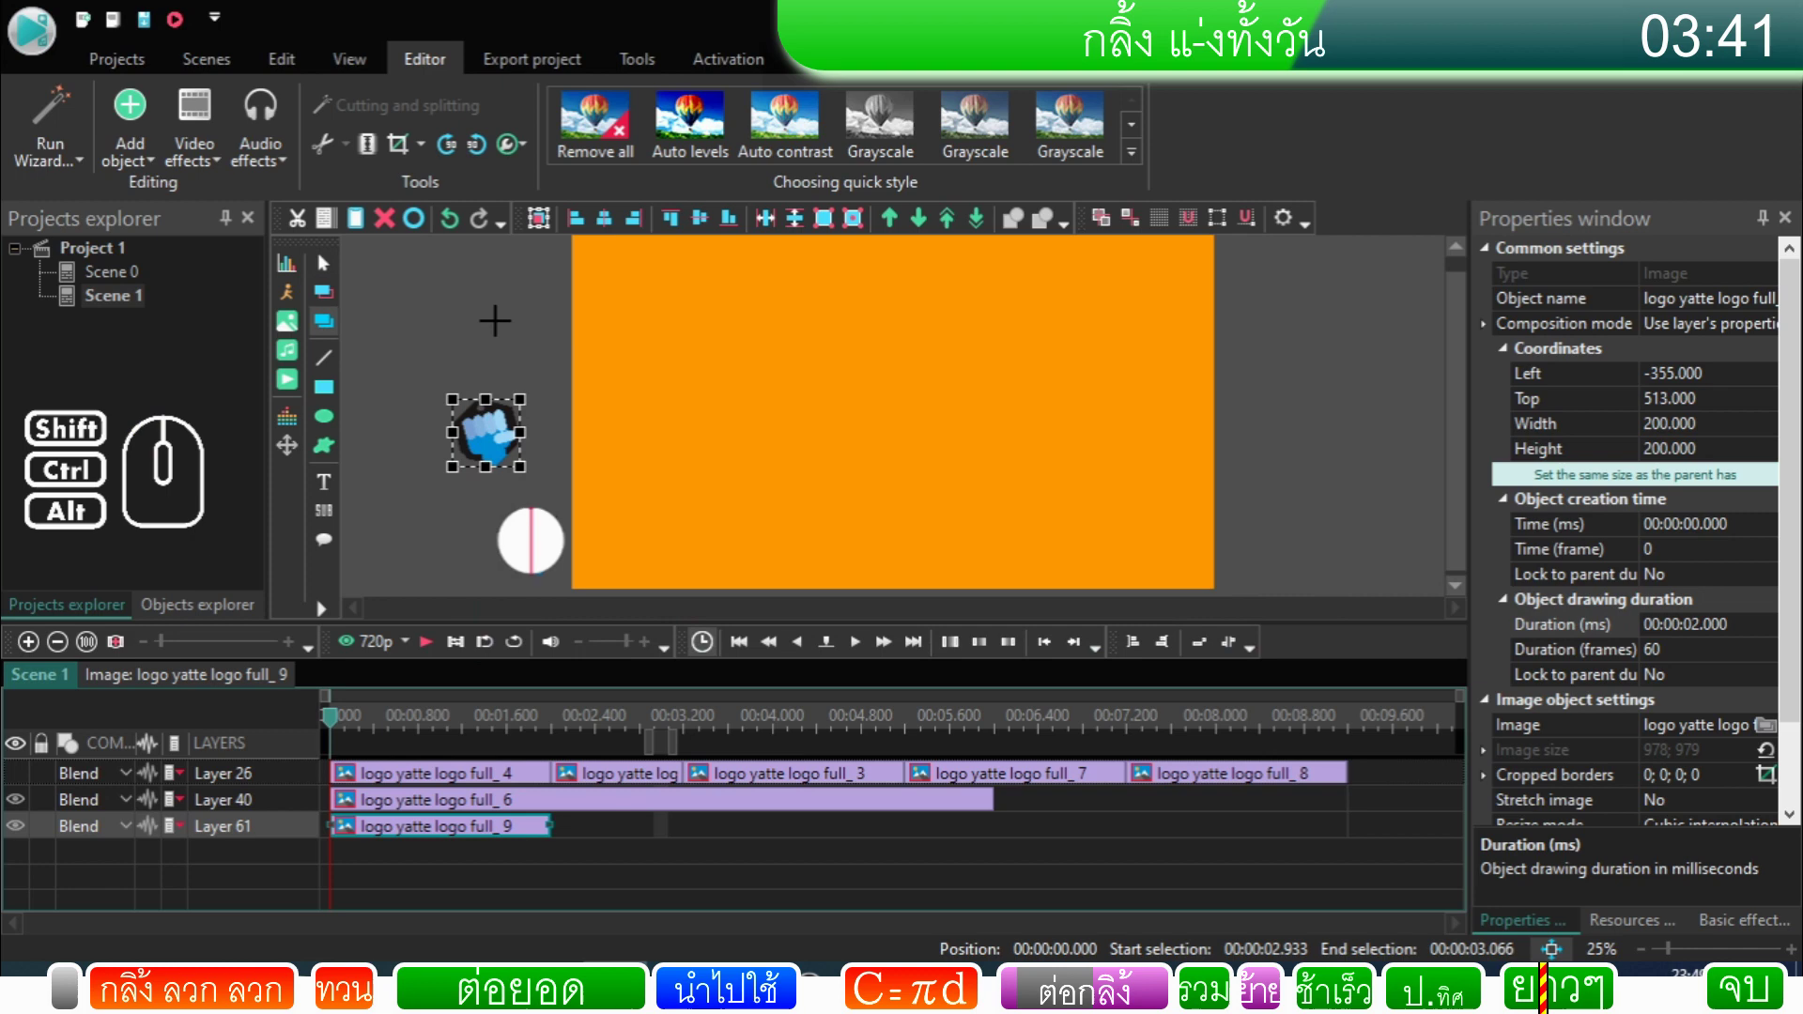
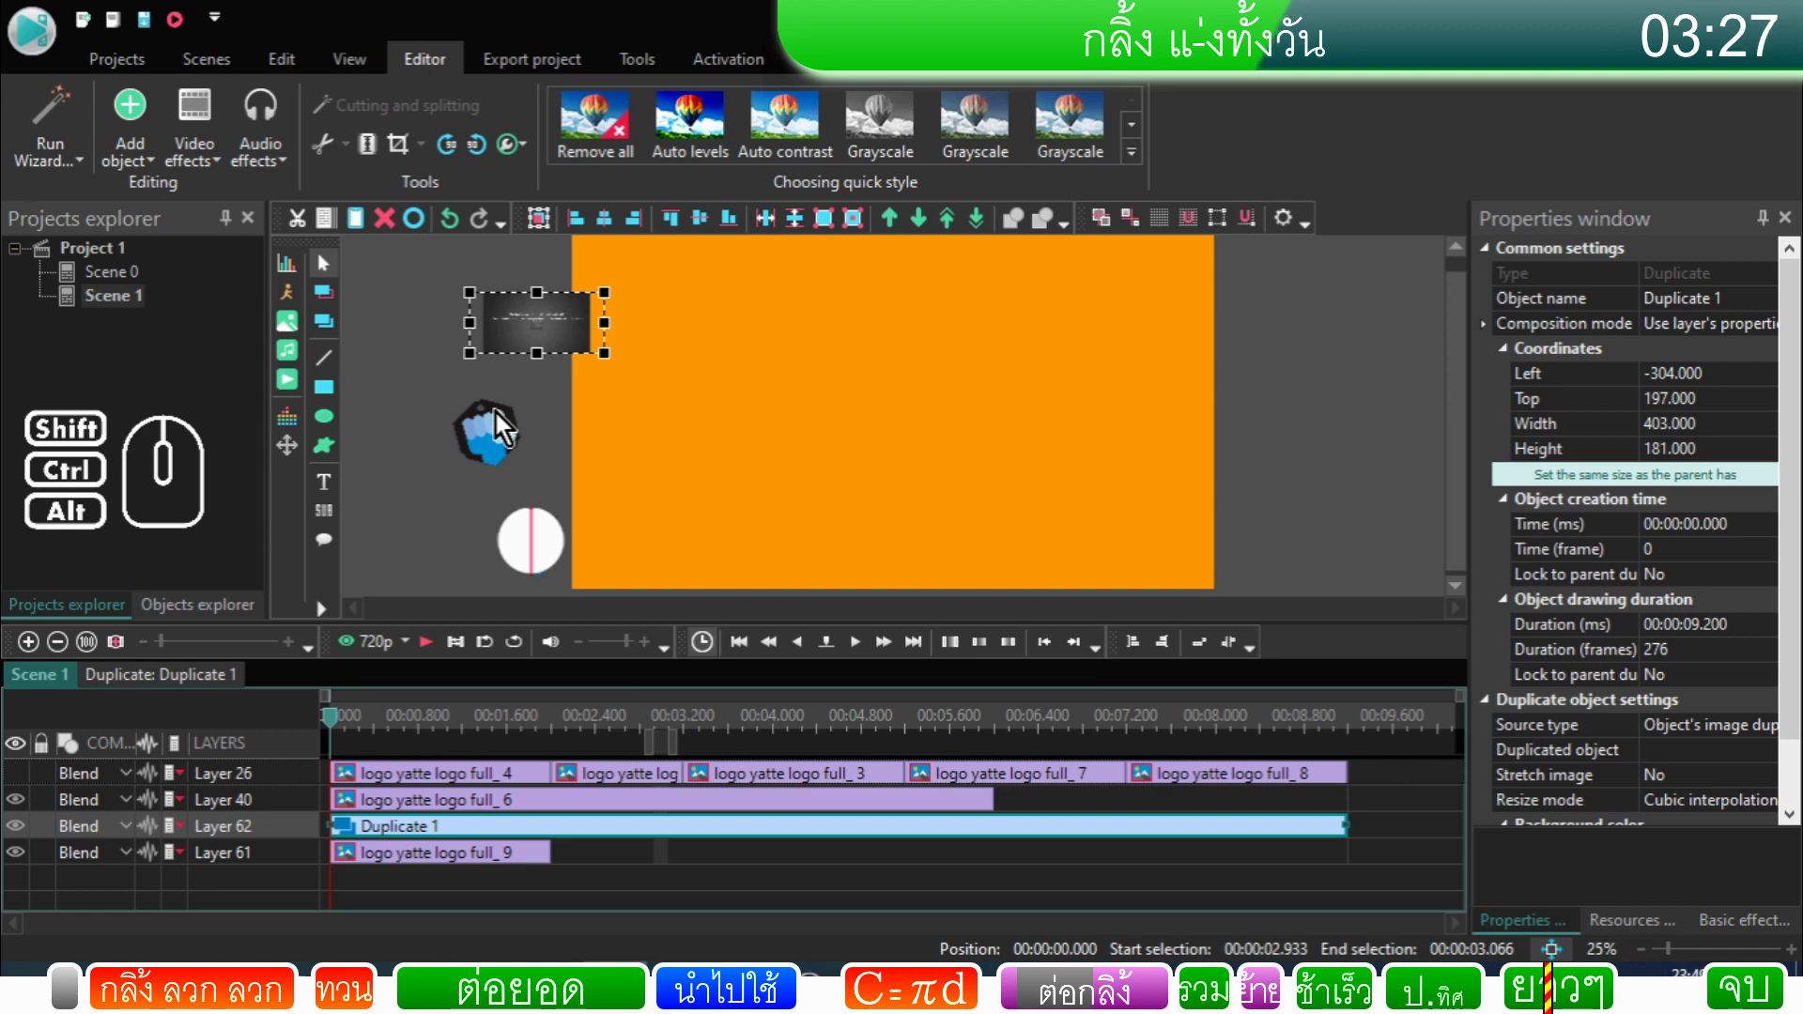
Step: Make Duplicate 1 the same 200×200 size as the logo full_9 sprite
left_click(426, 866)
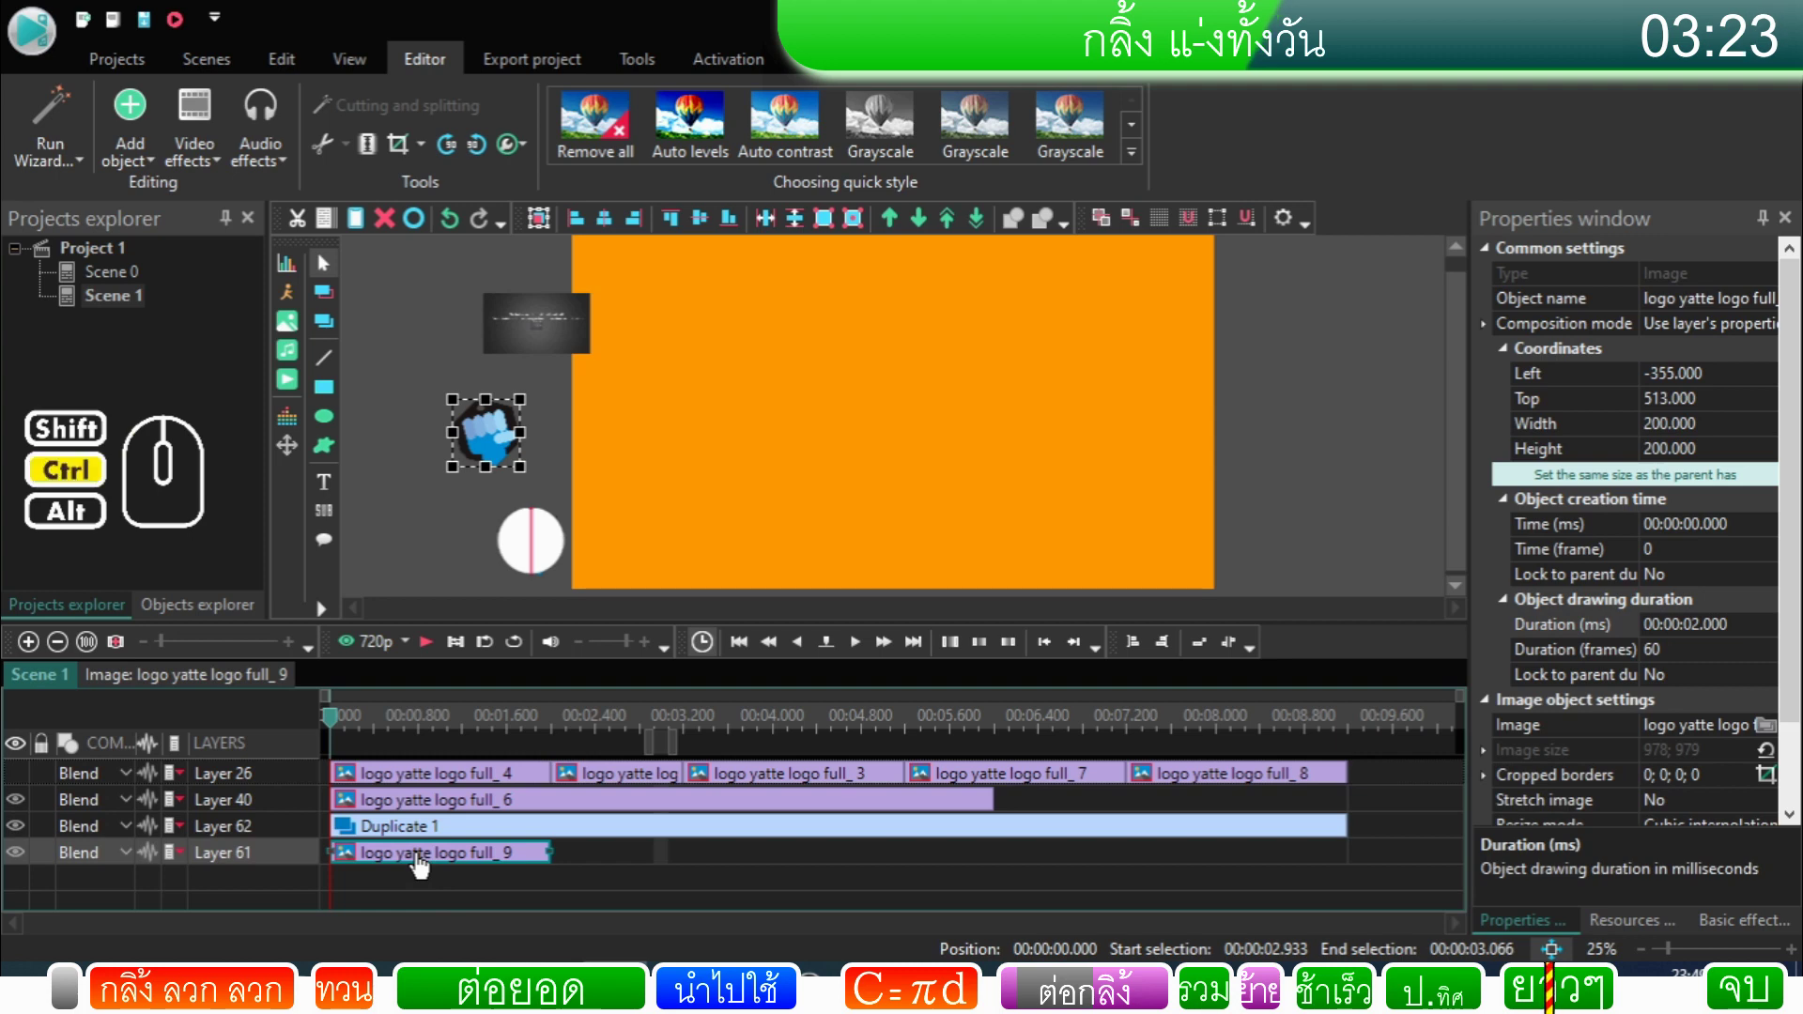
left_click(432, 839)
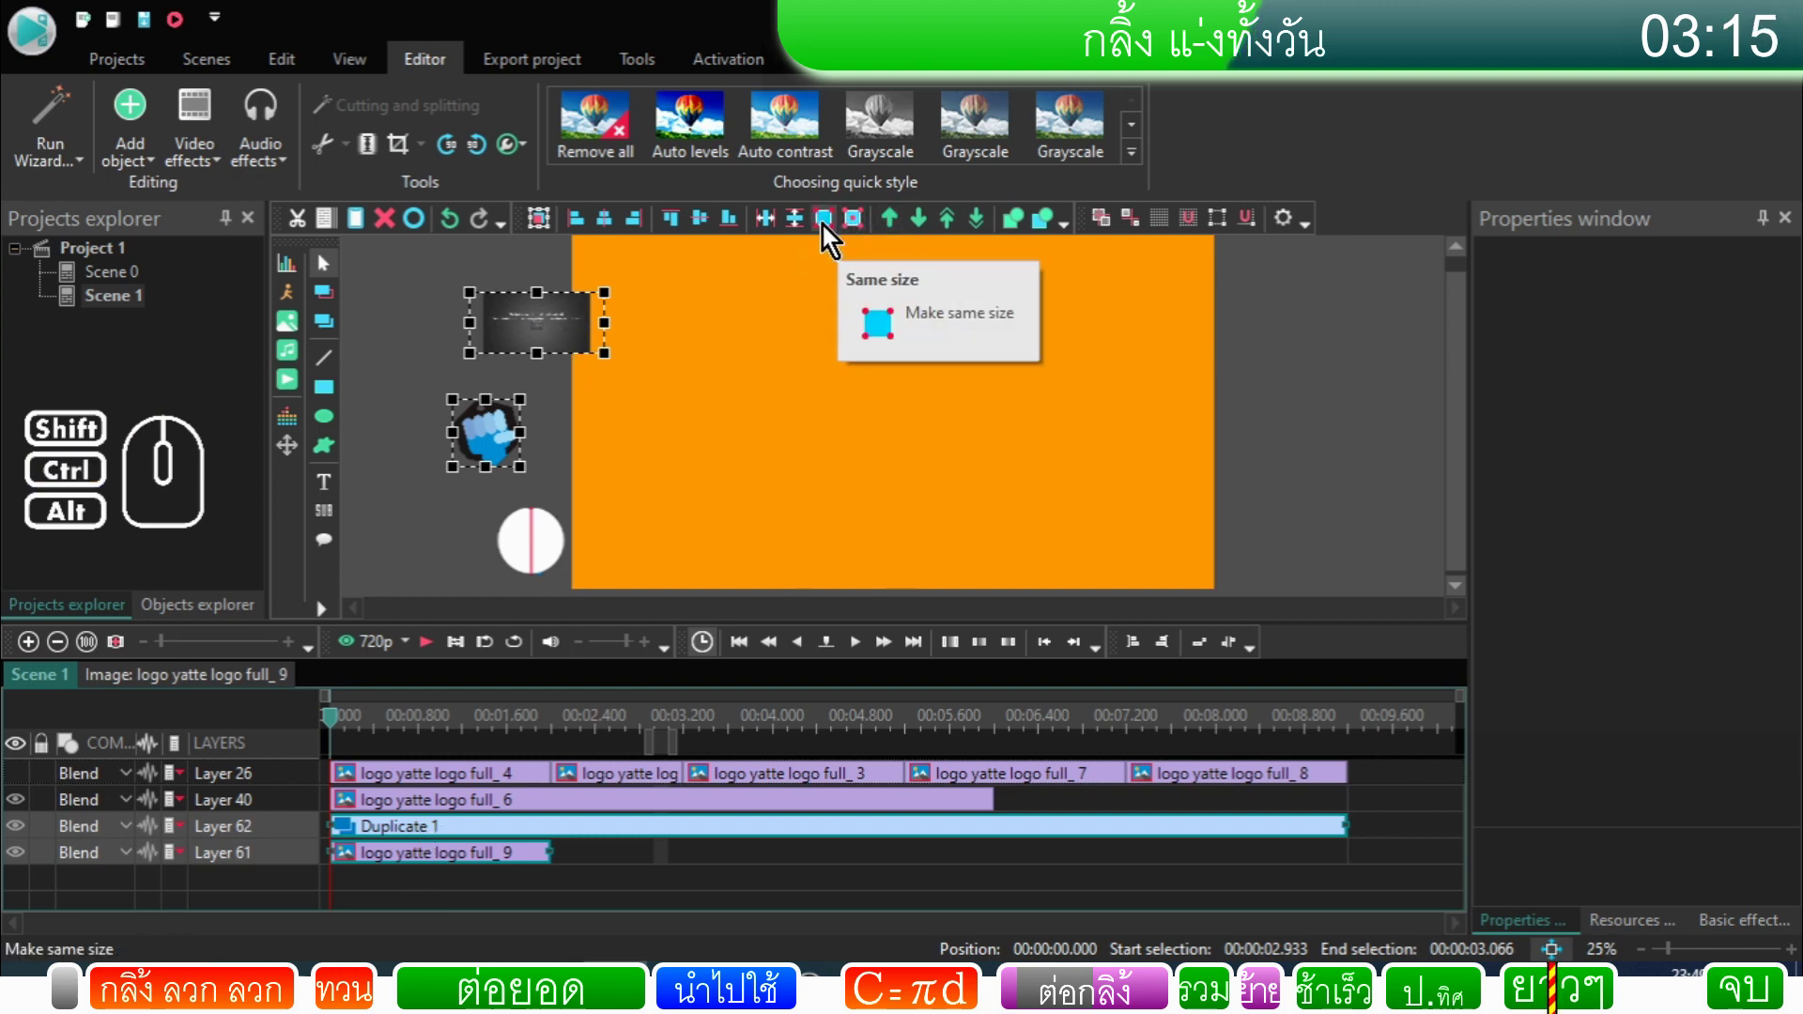
left_click(830, 238)
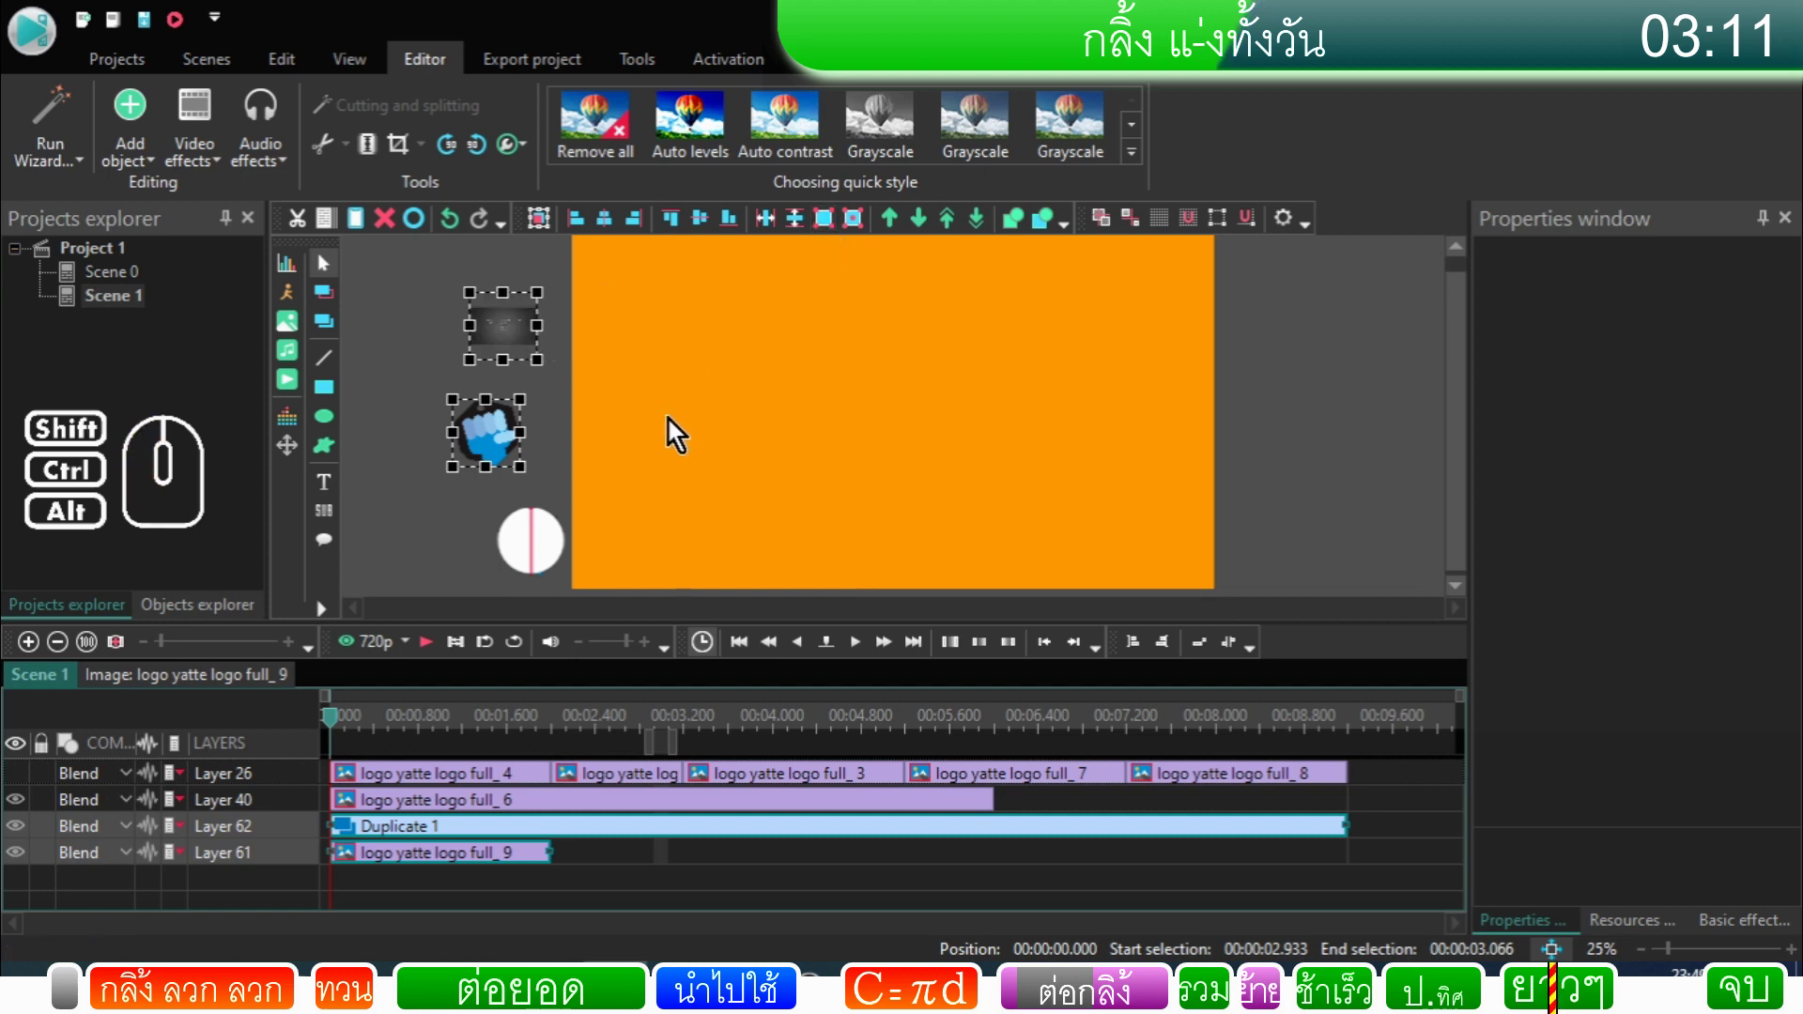
left_click(665, 440)
left_click(523, 351)
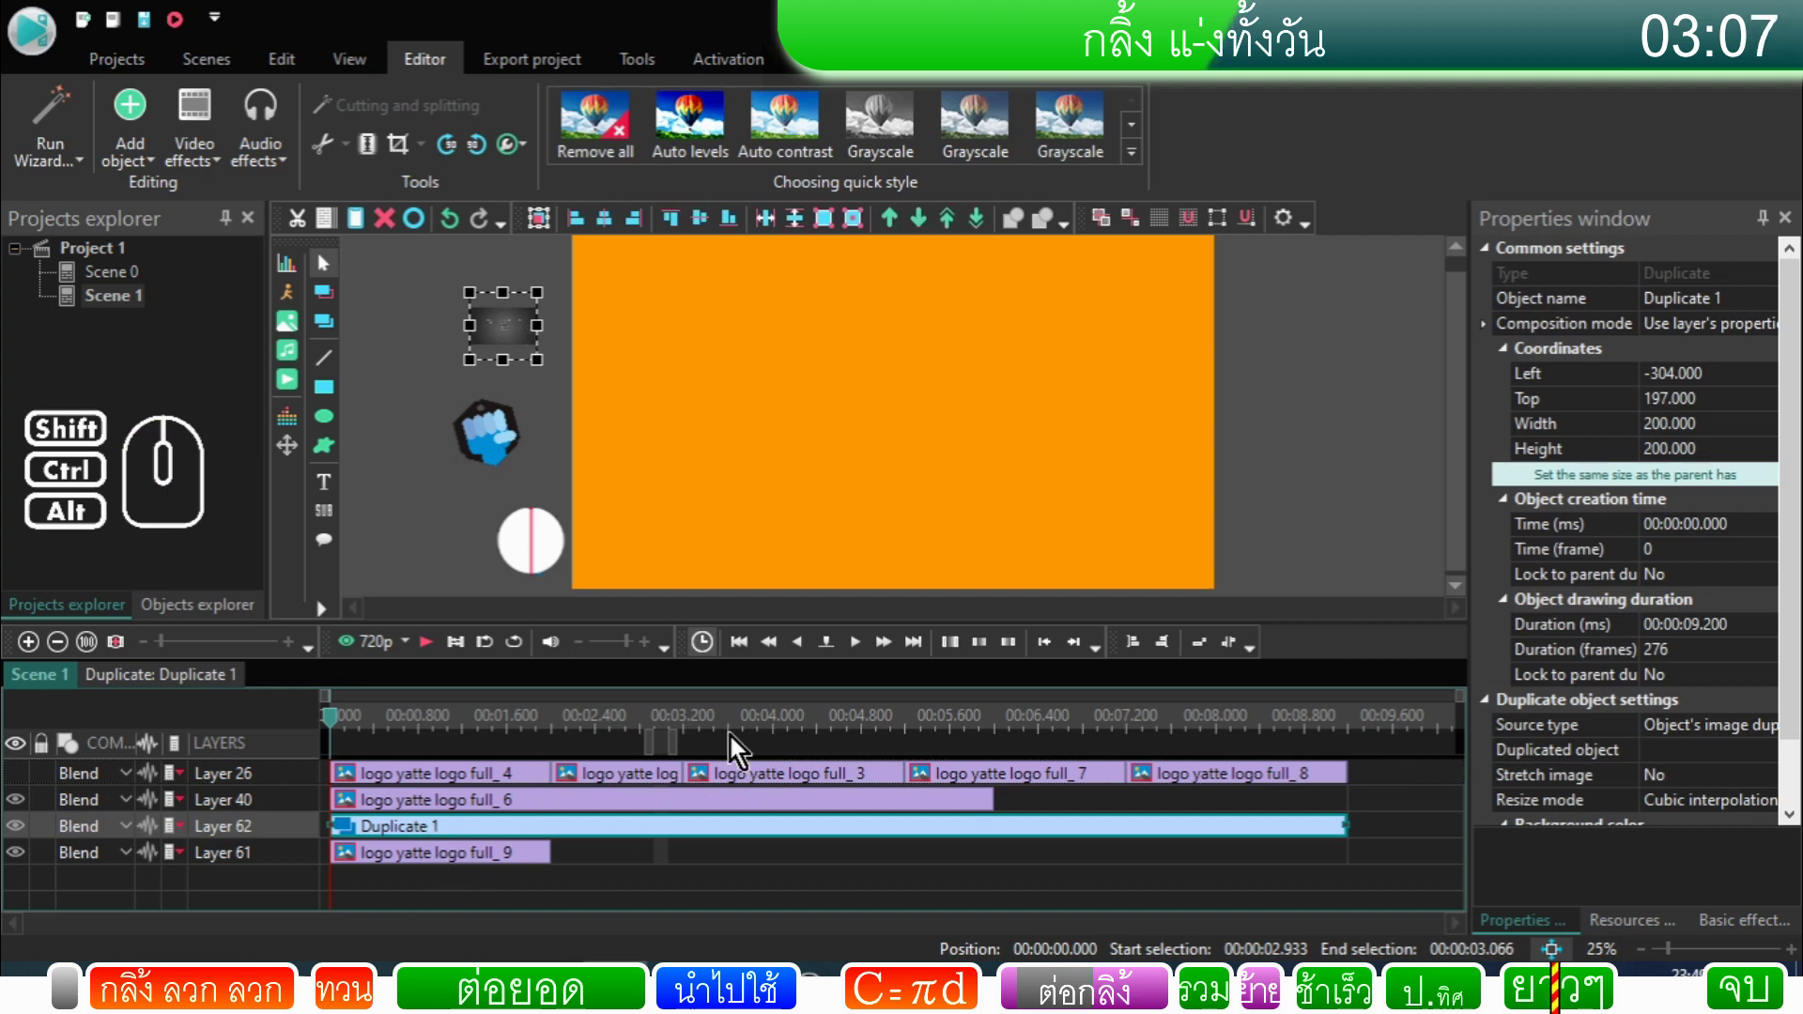
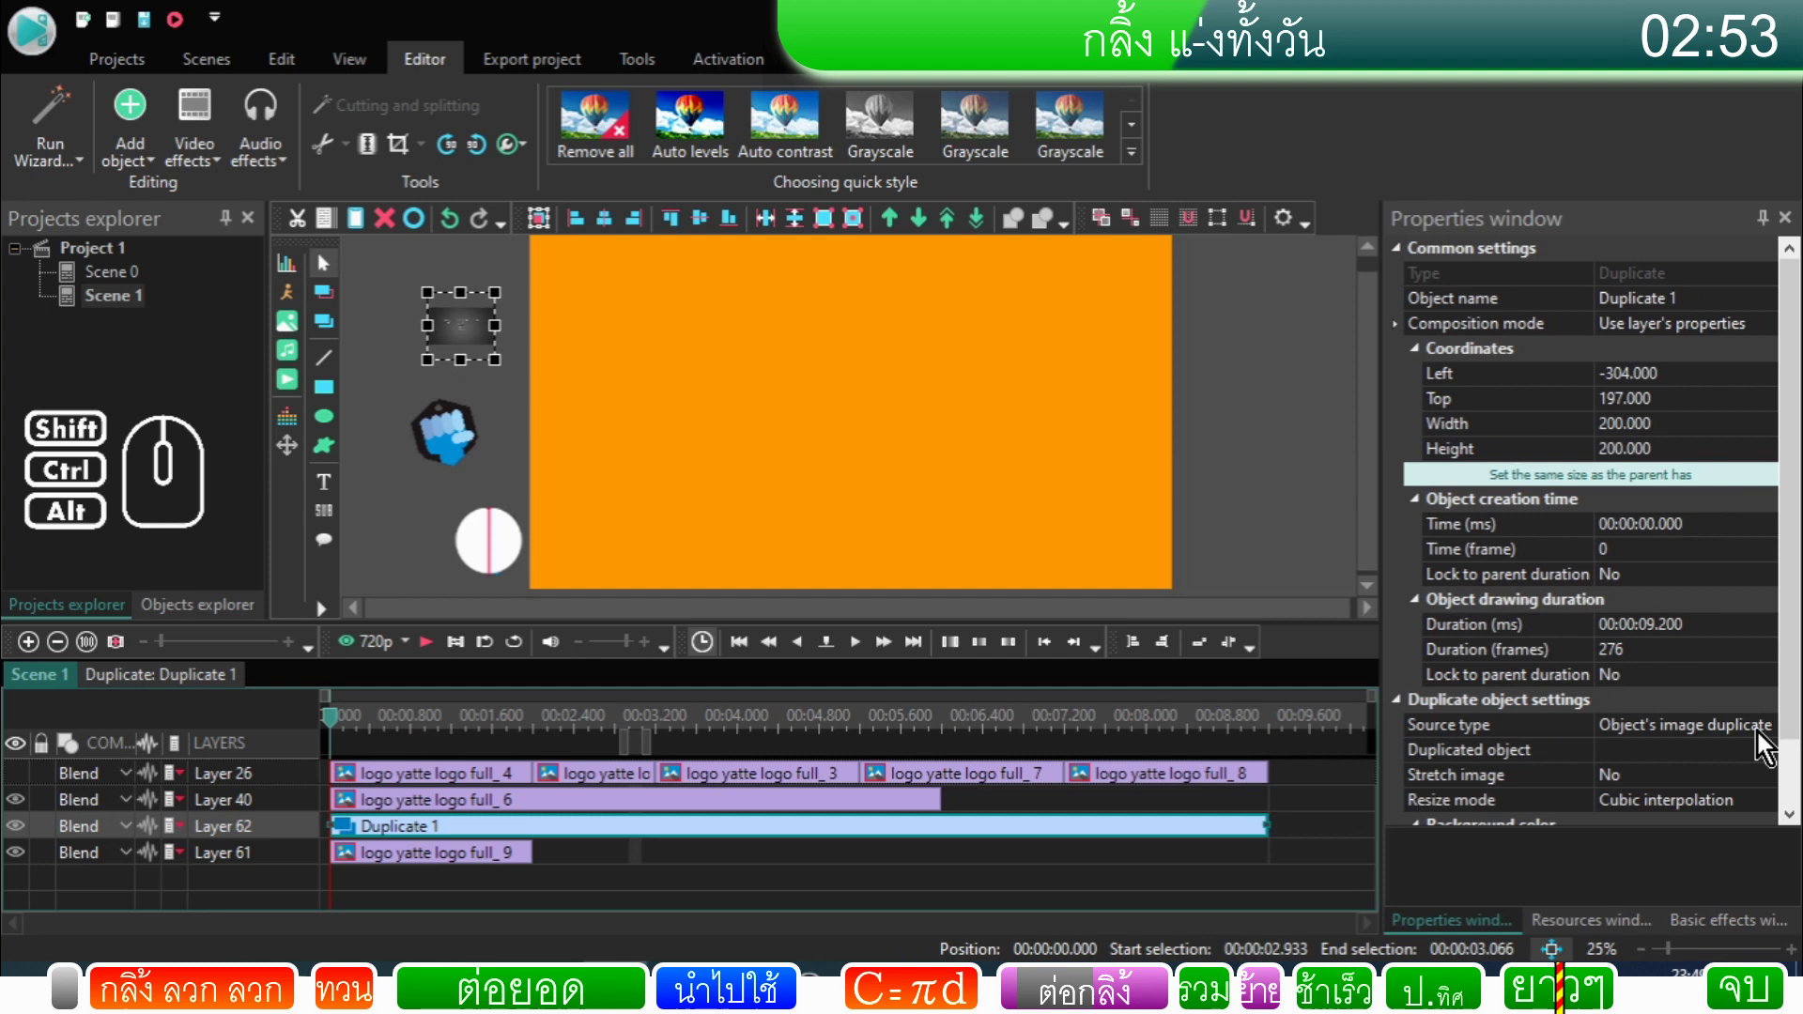
Step: Set Duplicate 1's source type to Object duplicate cloning Image: logo yatte logo full_9
left_click(1761, 737)
left_click(1769, 740)
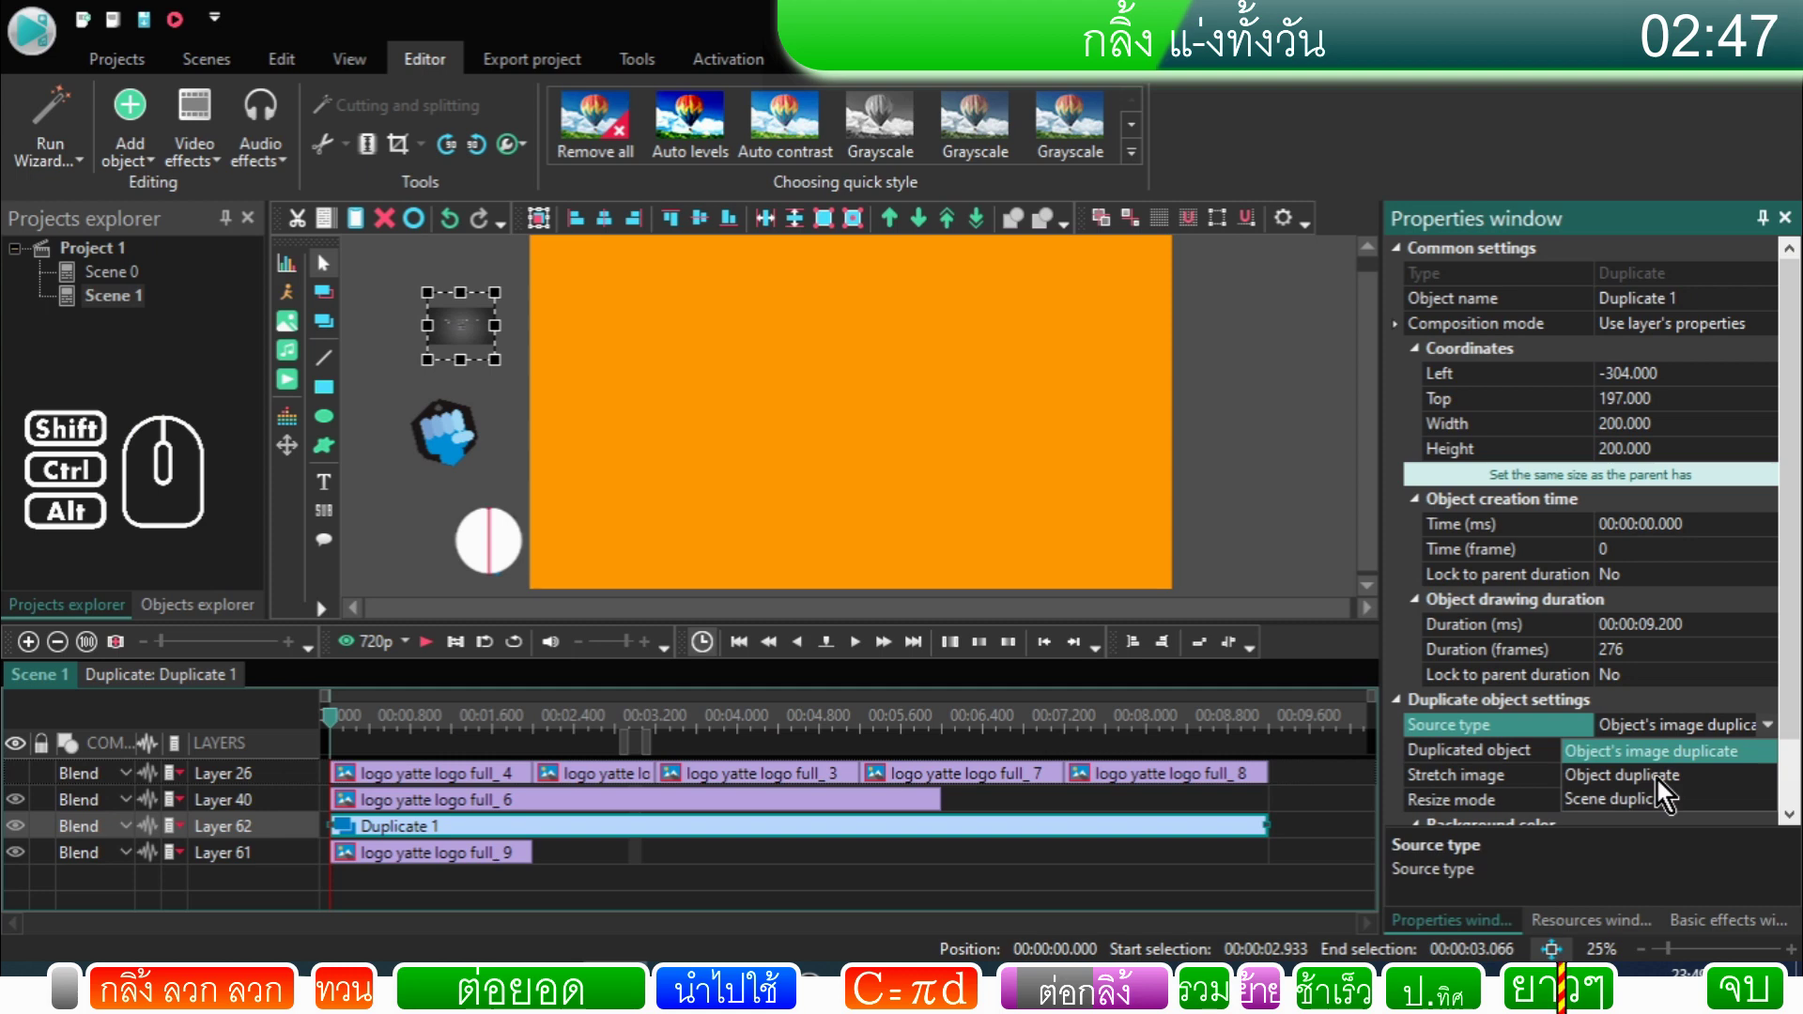
left_click(1662, 787)
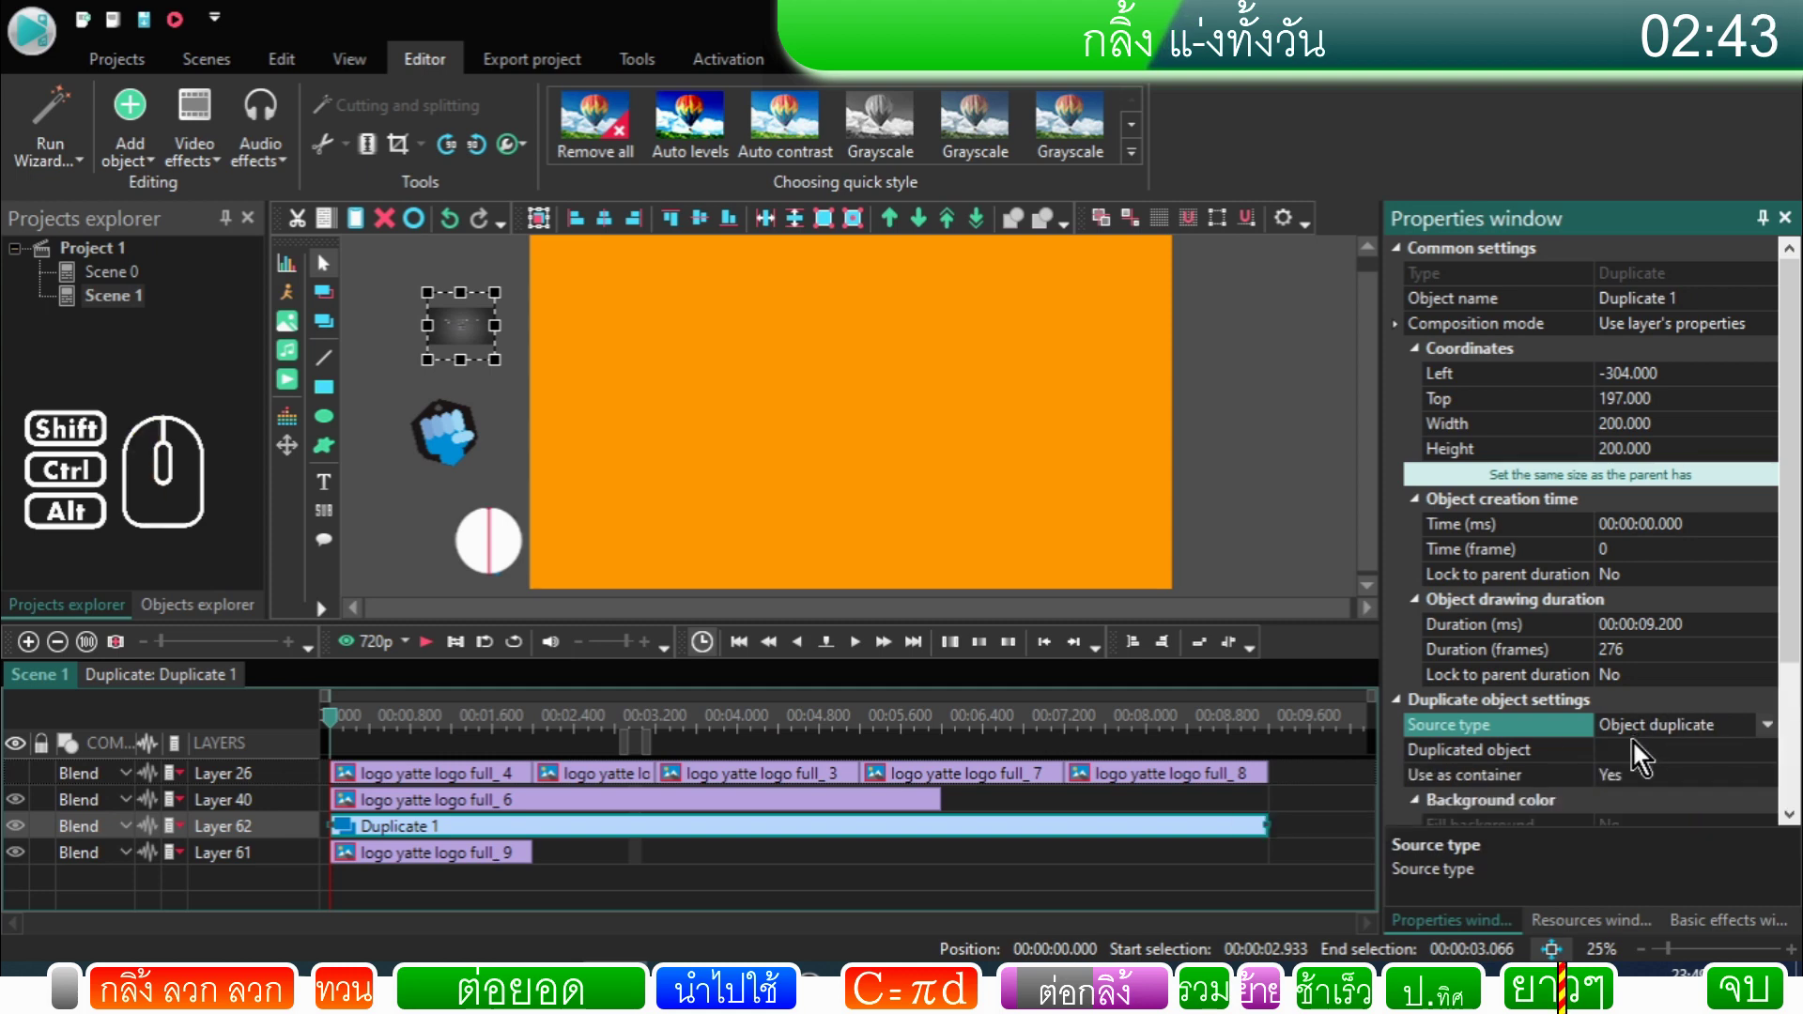
left_click(1708, 753)
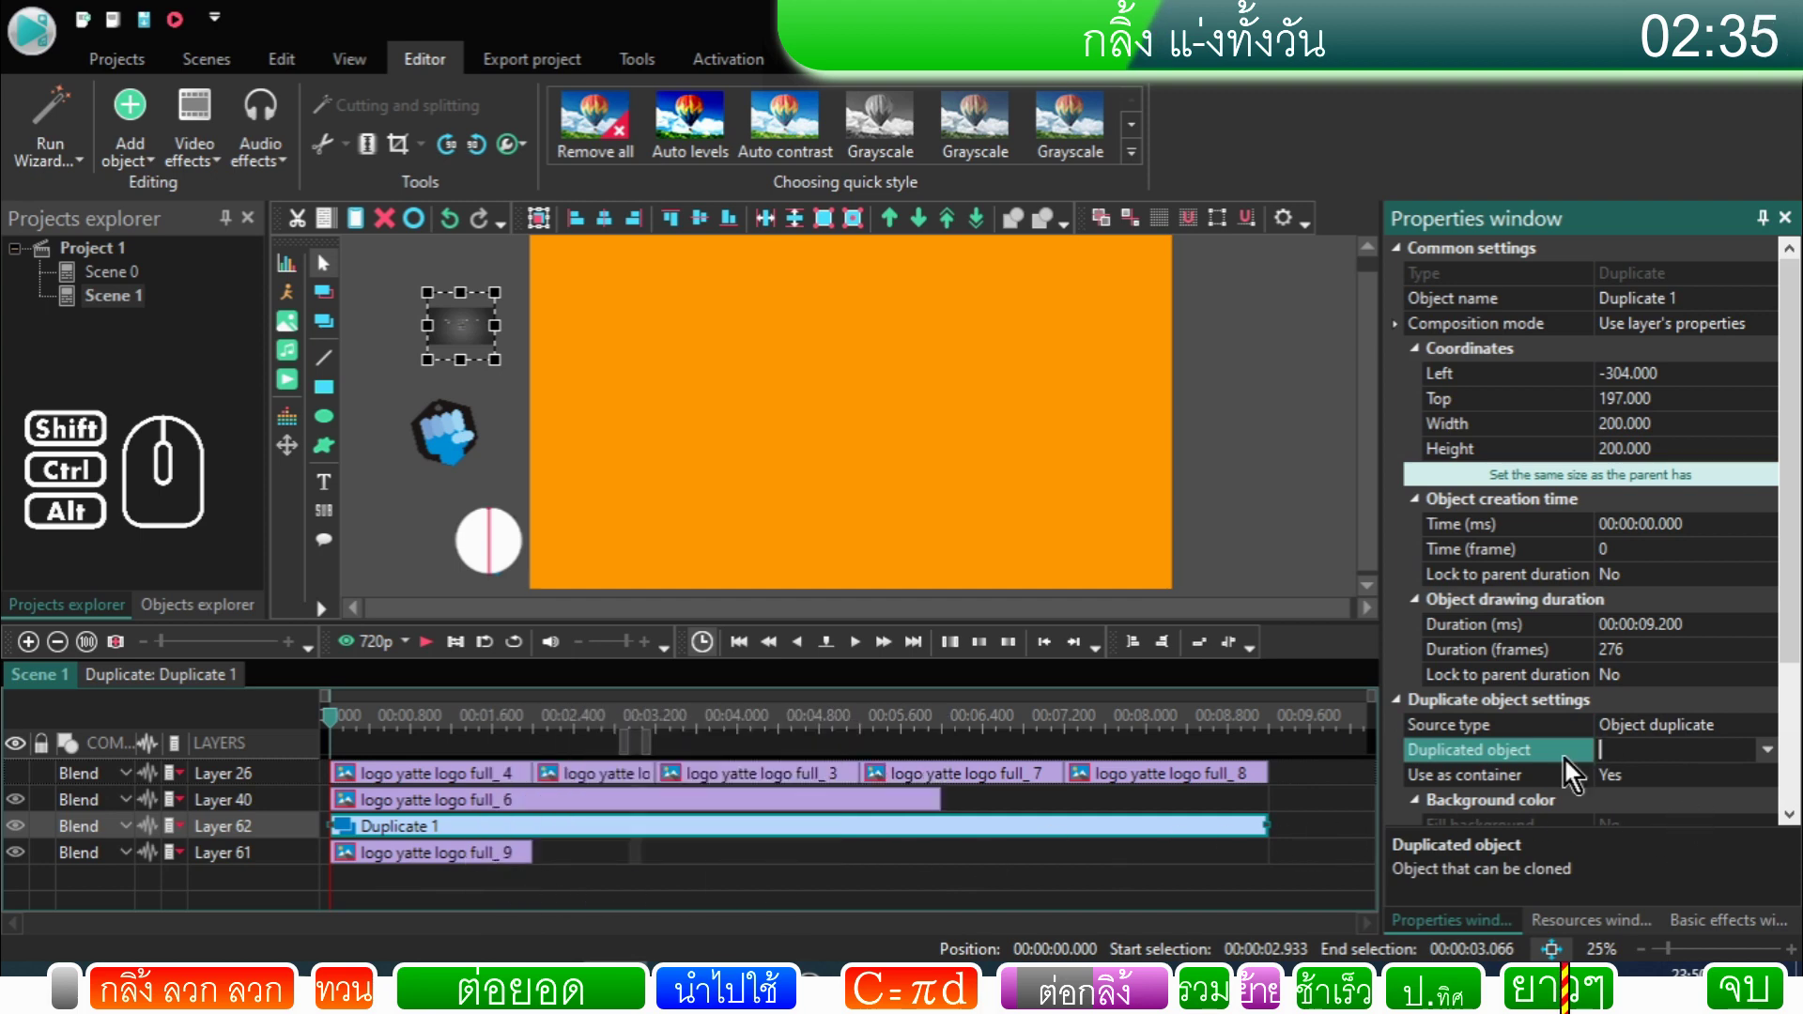
left_click(1770, 763)
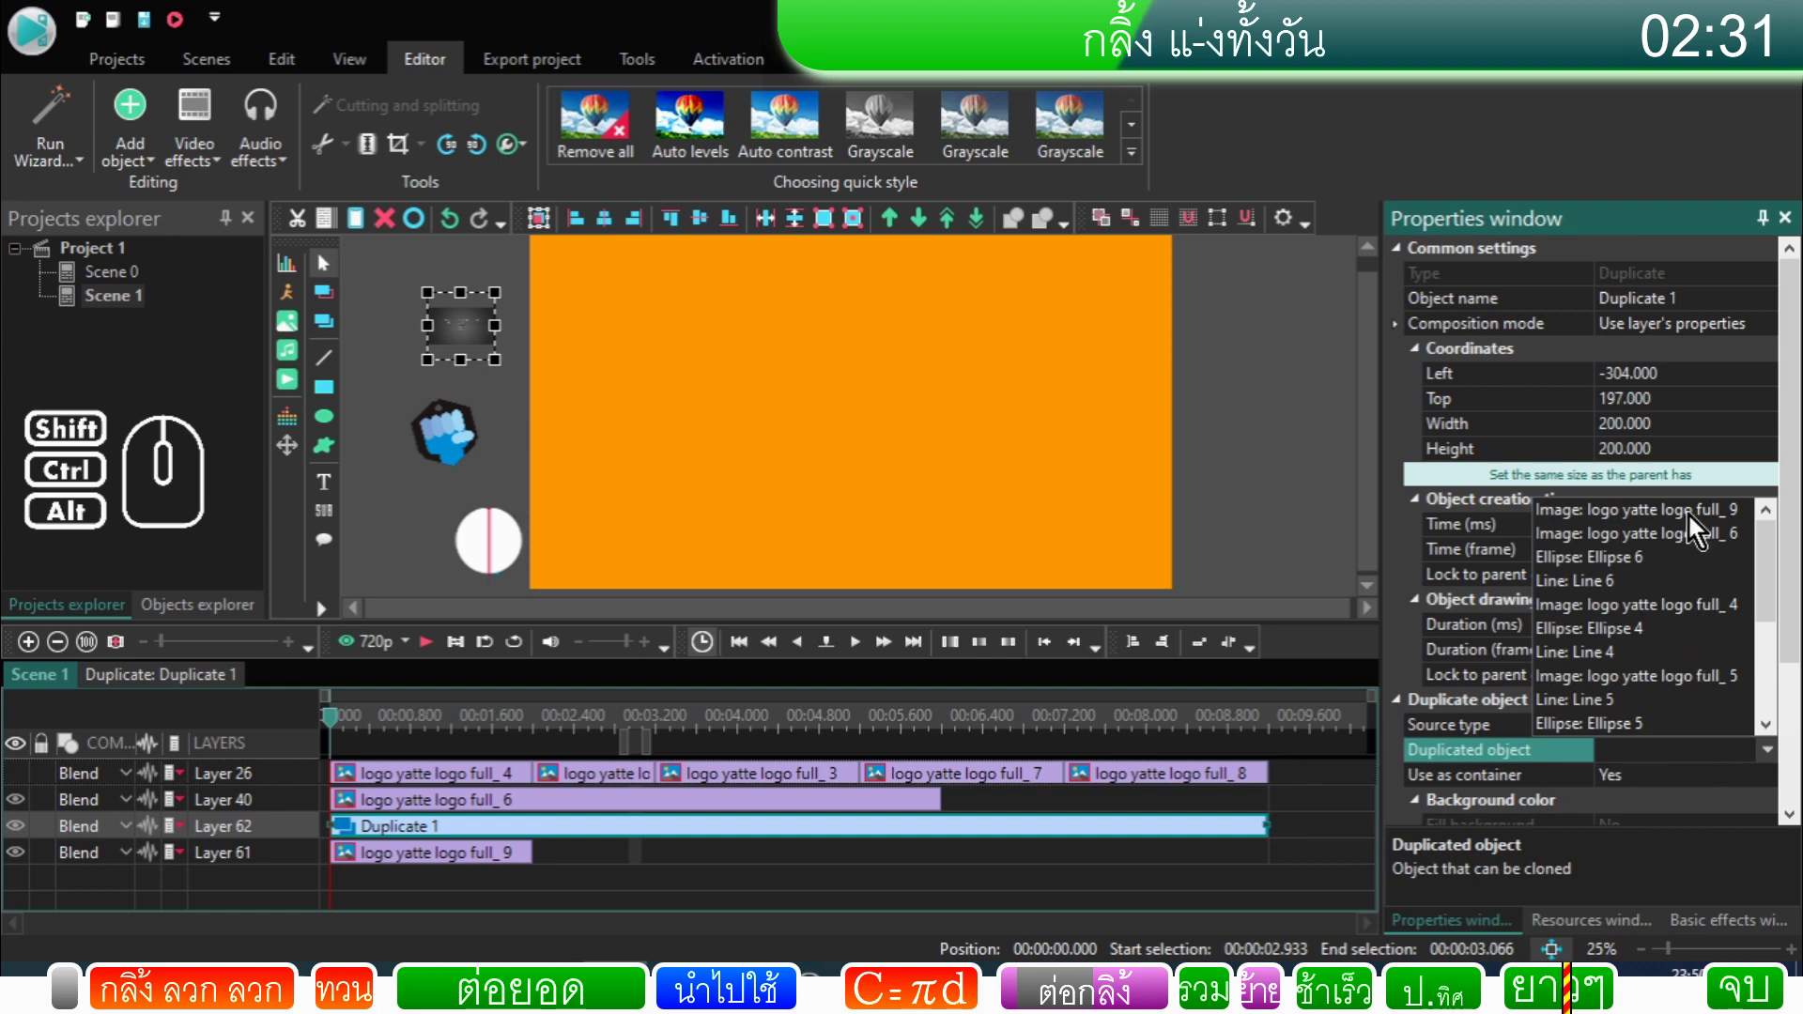
left_click(1695, 526)
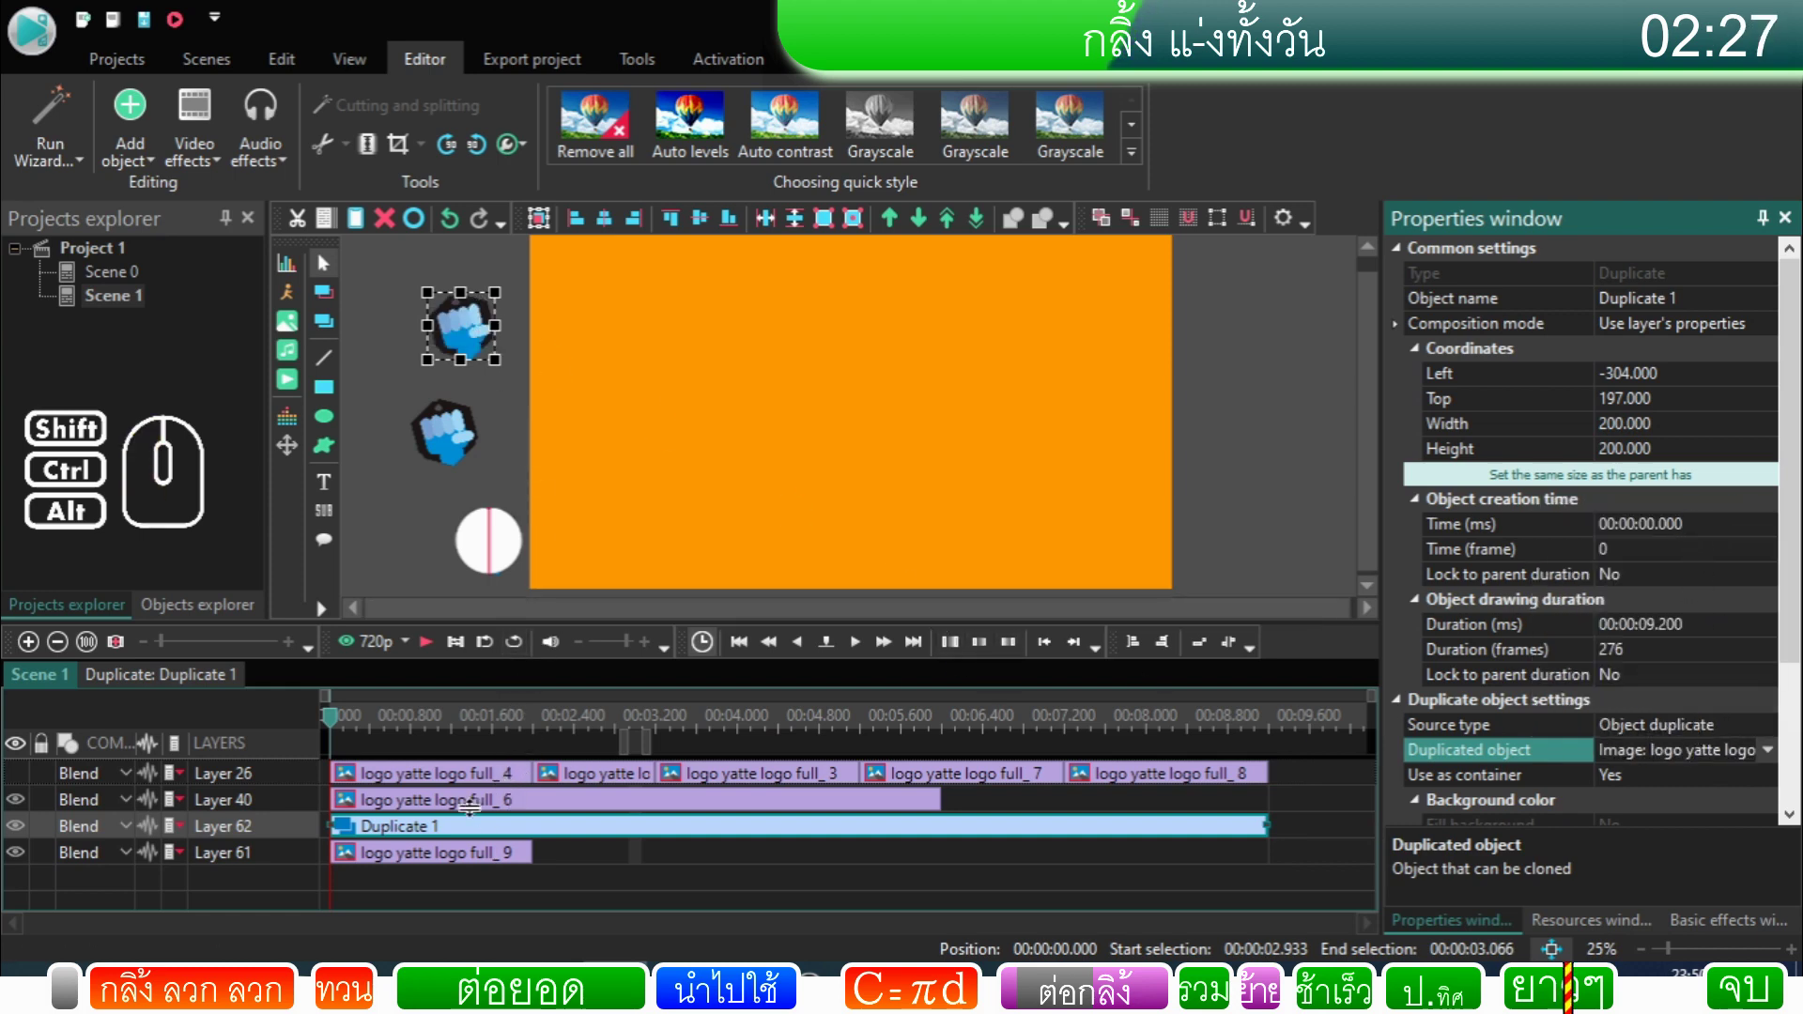
Step: Preview Scene 1 to watch the cloned logo, stopping around 8 seconds
left_click(426, 657)
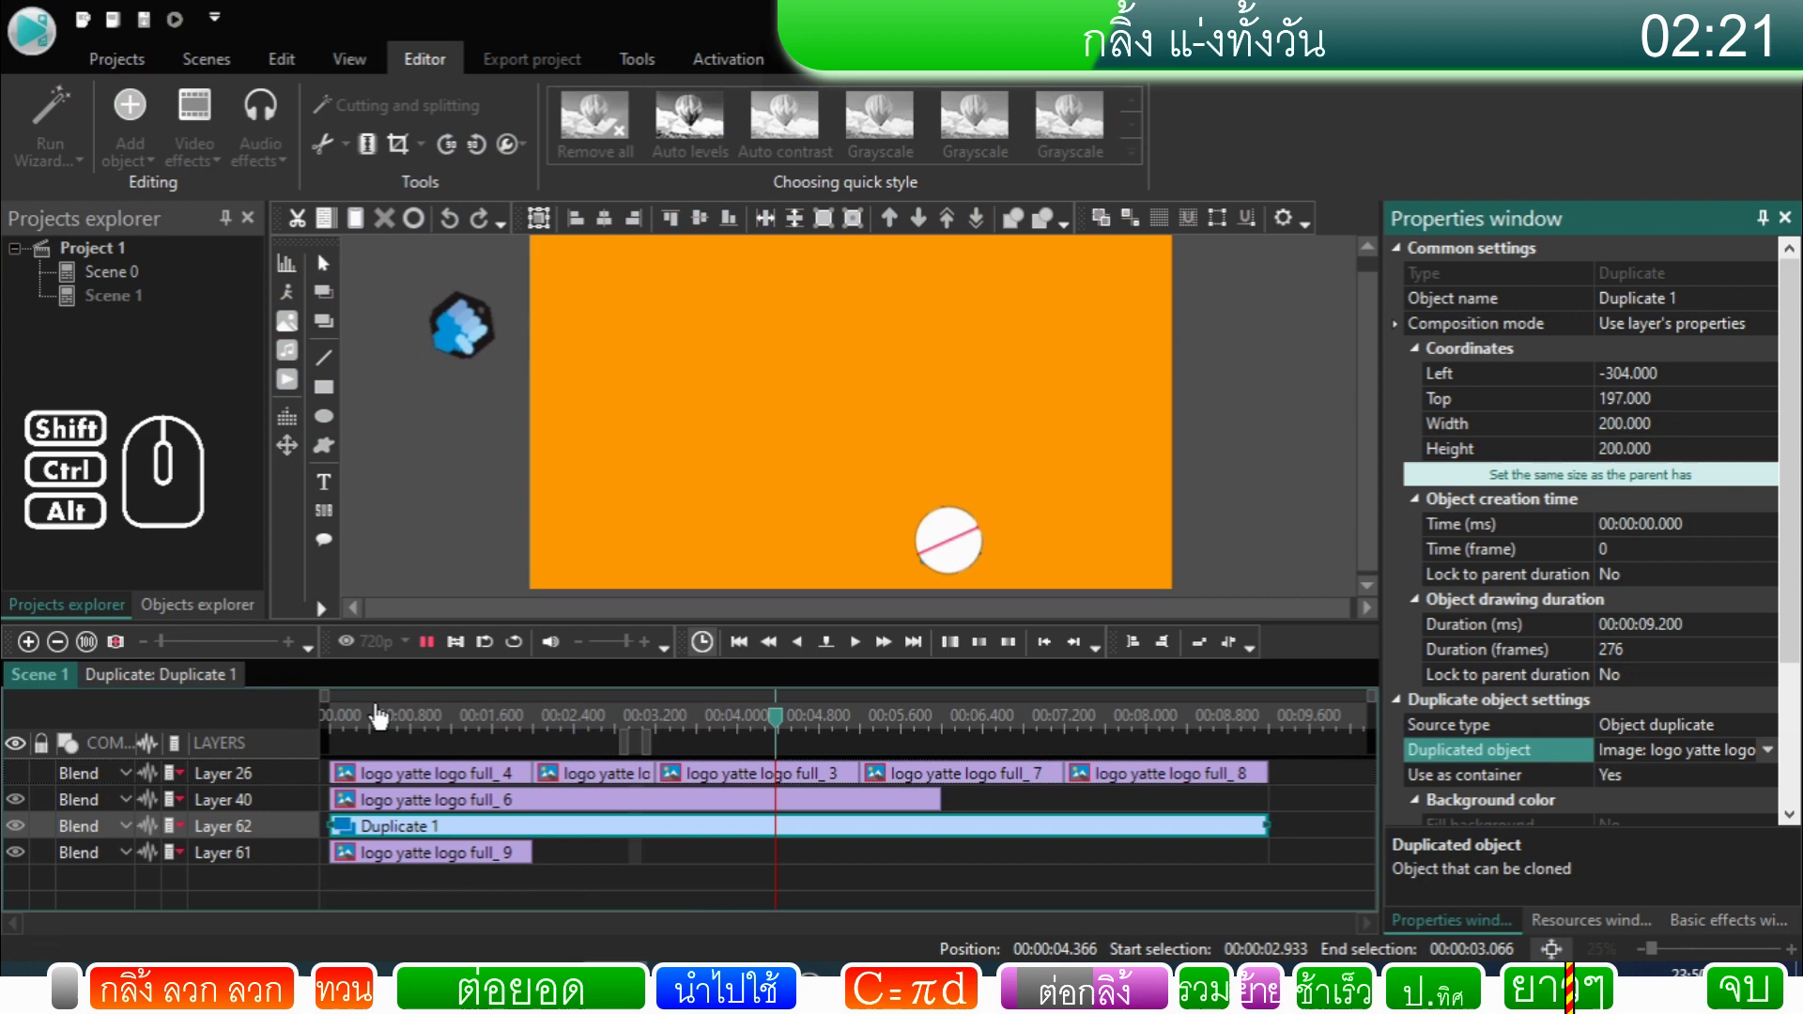
left_click(692, 867)
left_click(680, 844)
left_click(432, 657)
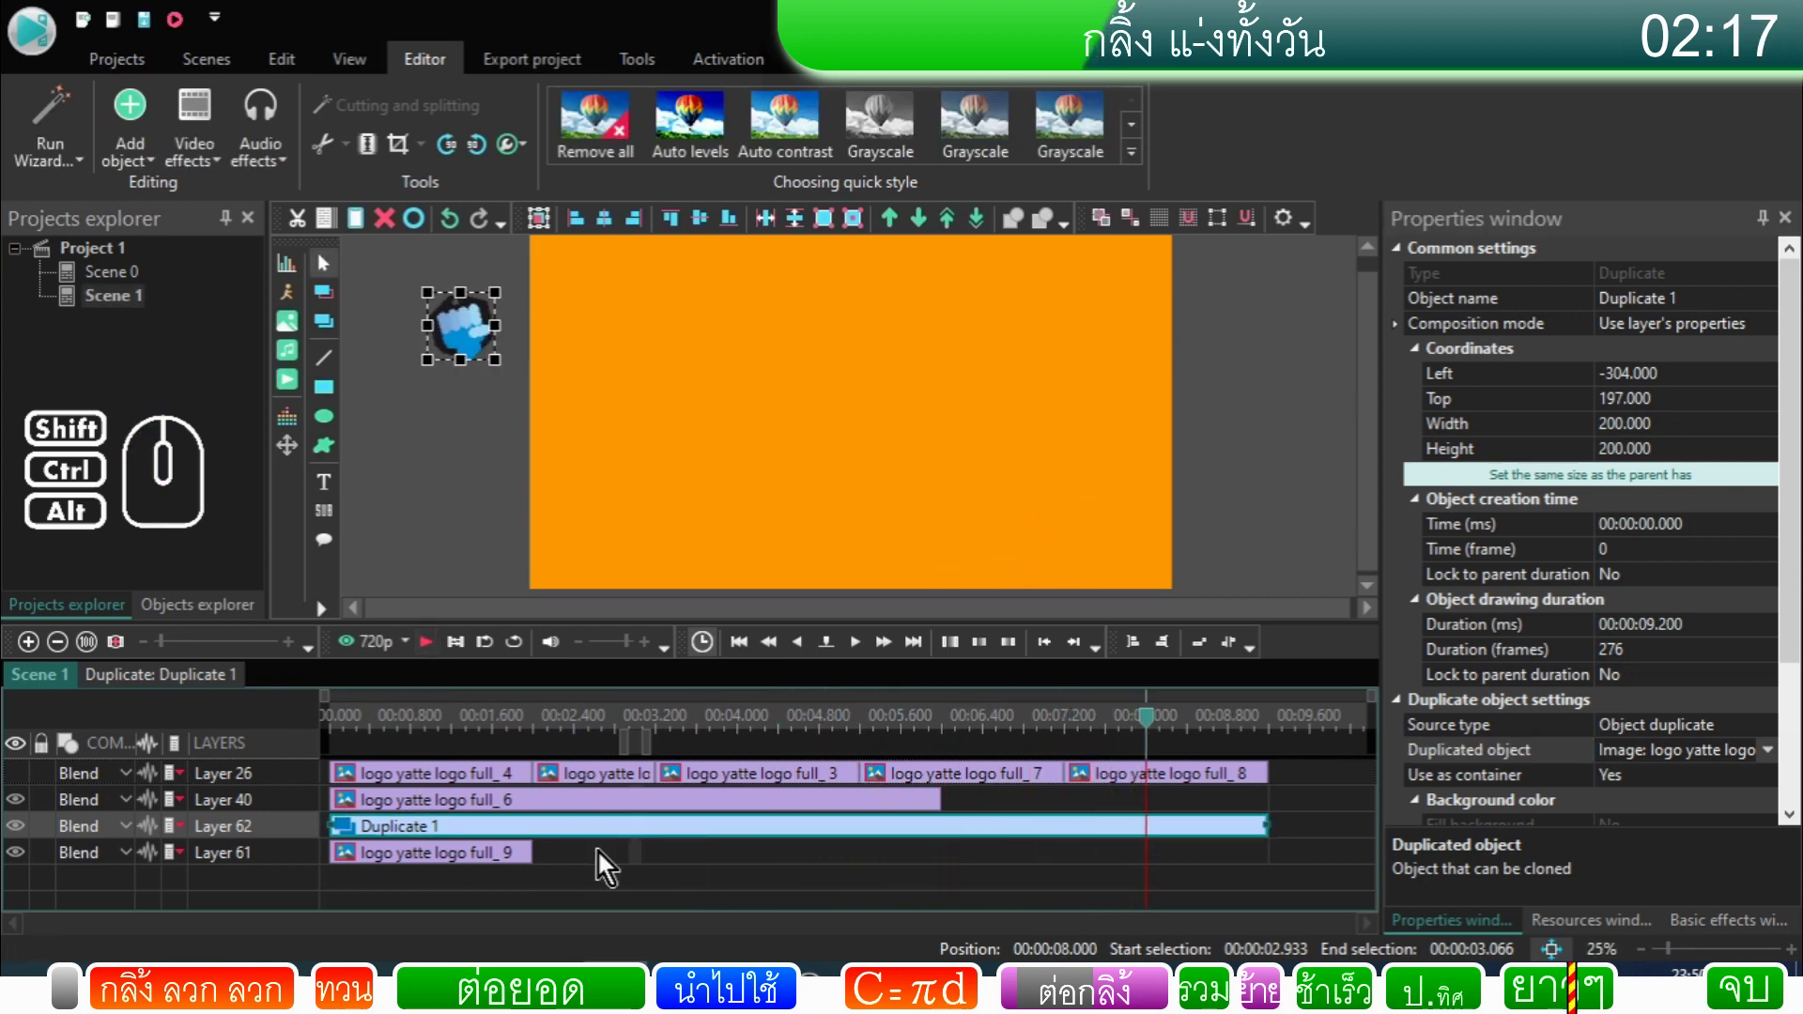
left_click(606, 842)
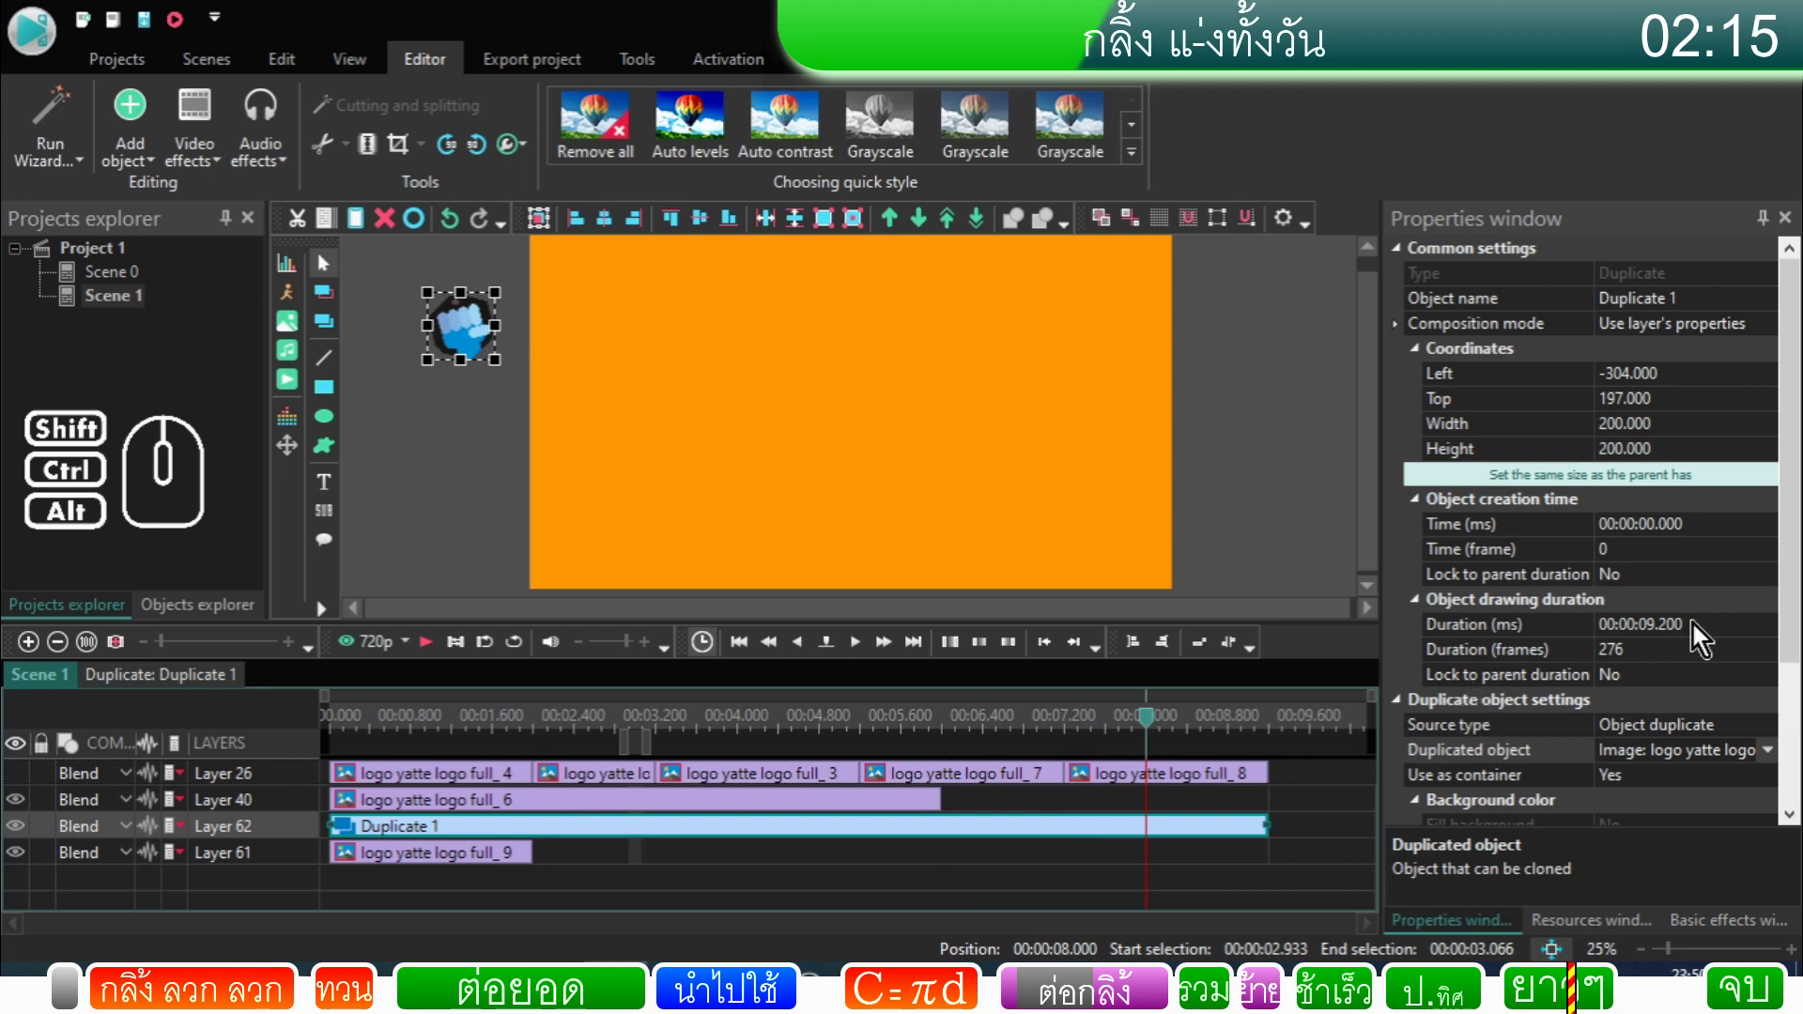
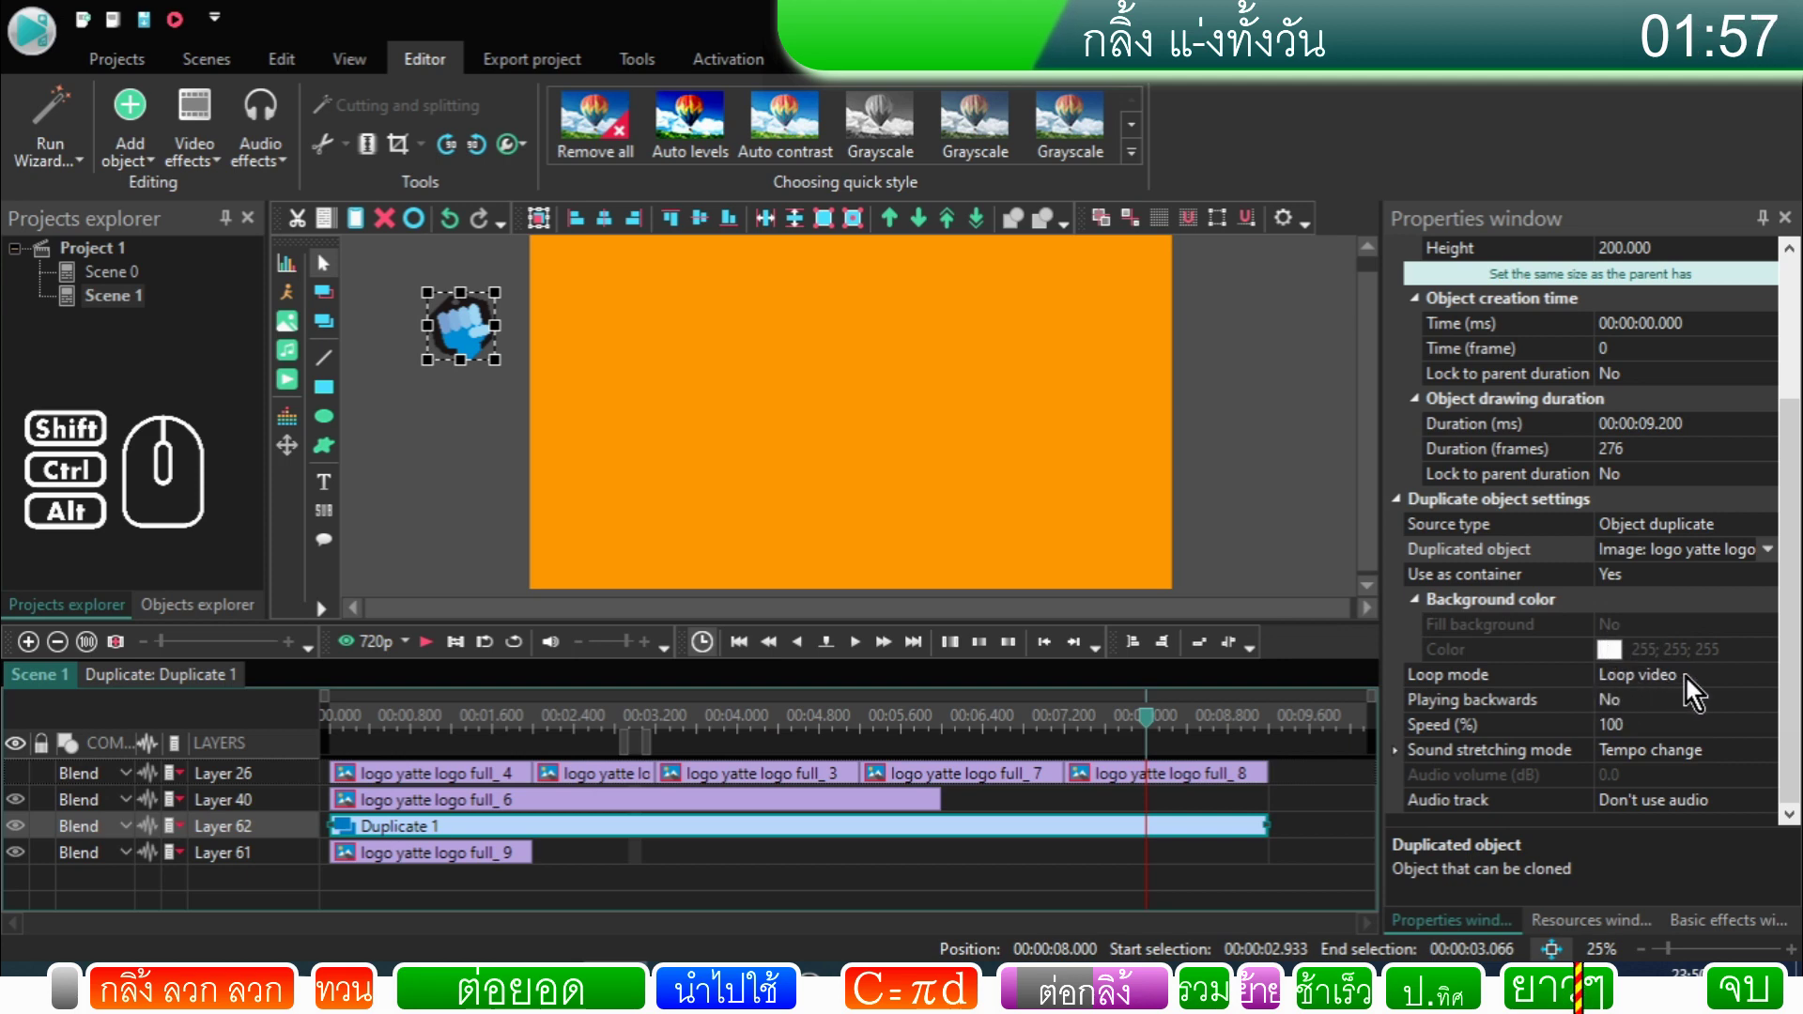
Step: Set Duplicate 1's loop mode to Loop video and shift its clip to start at 6 seconds after full_6
left_click(1690, 685)
left_click(1769, 686)
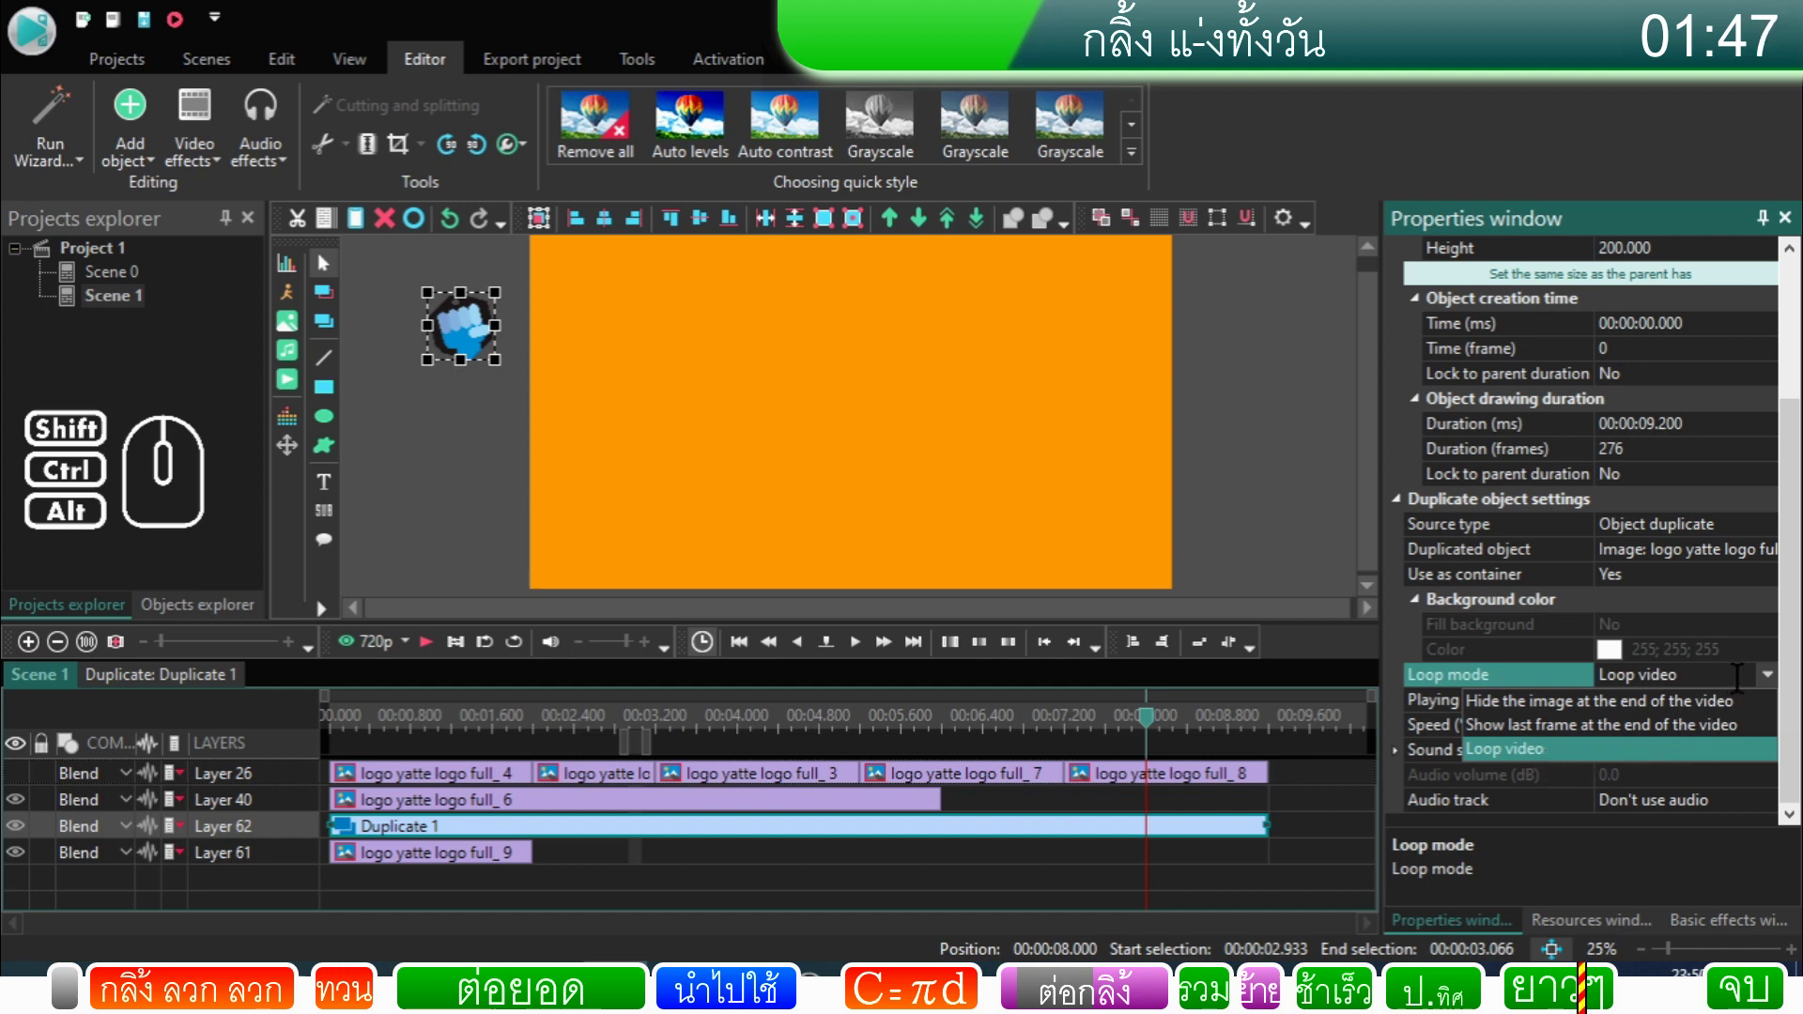
left_click(1773, 693)
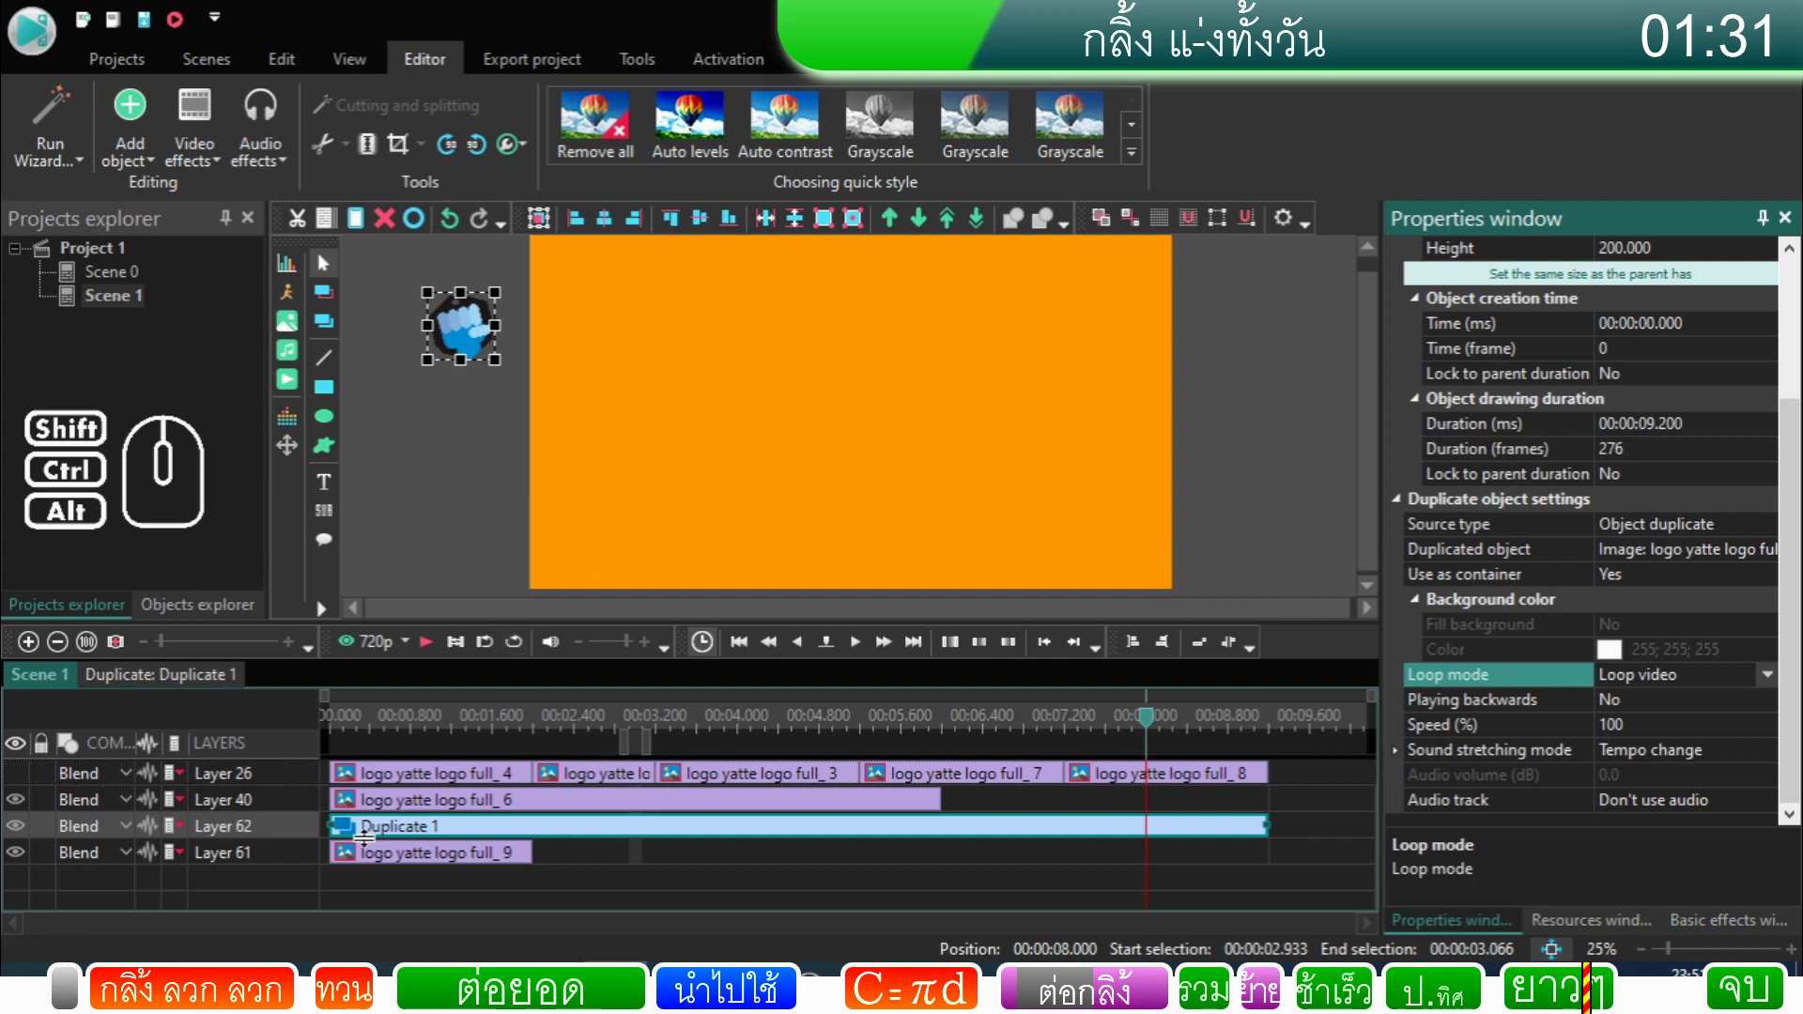
left_click_drag(376, 840, 960, 812)
left_click(719, 844)
left_click(697, 815)
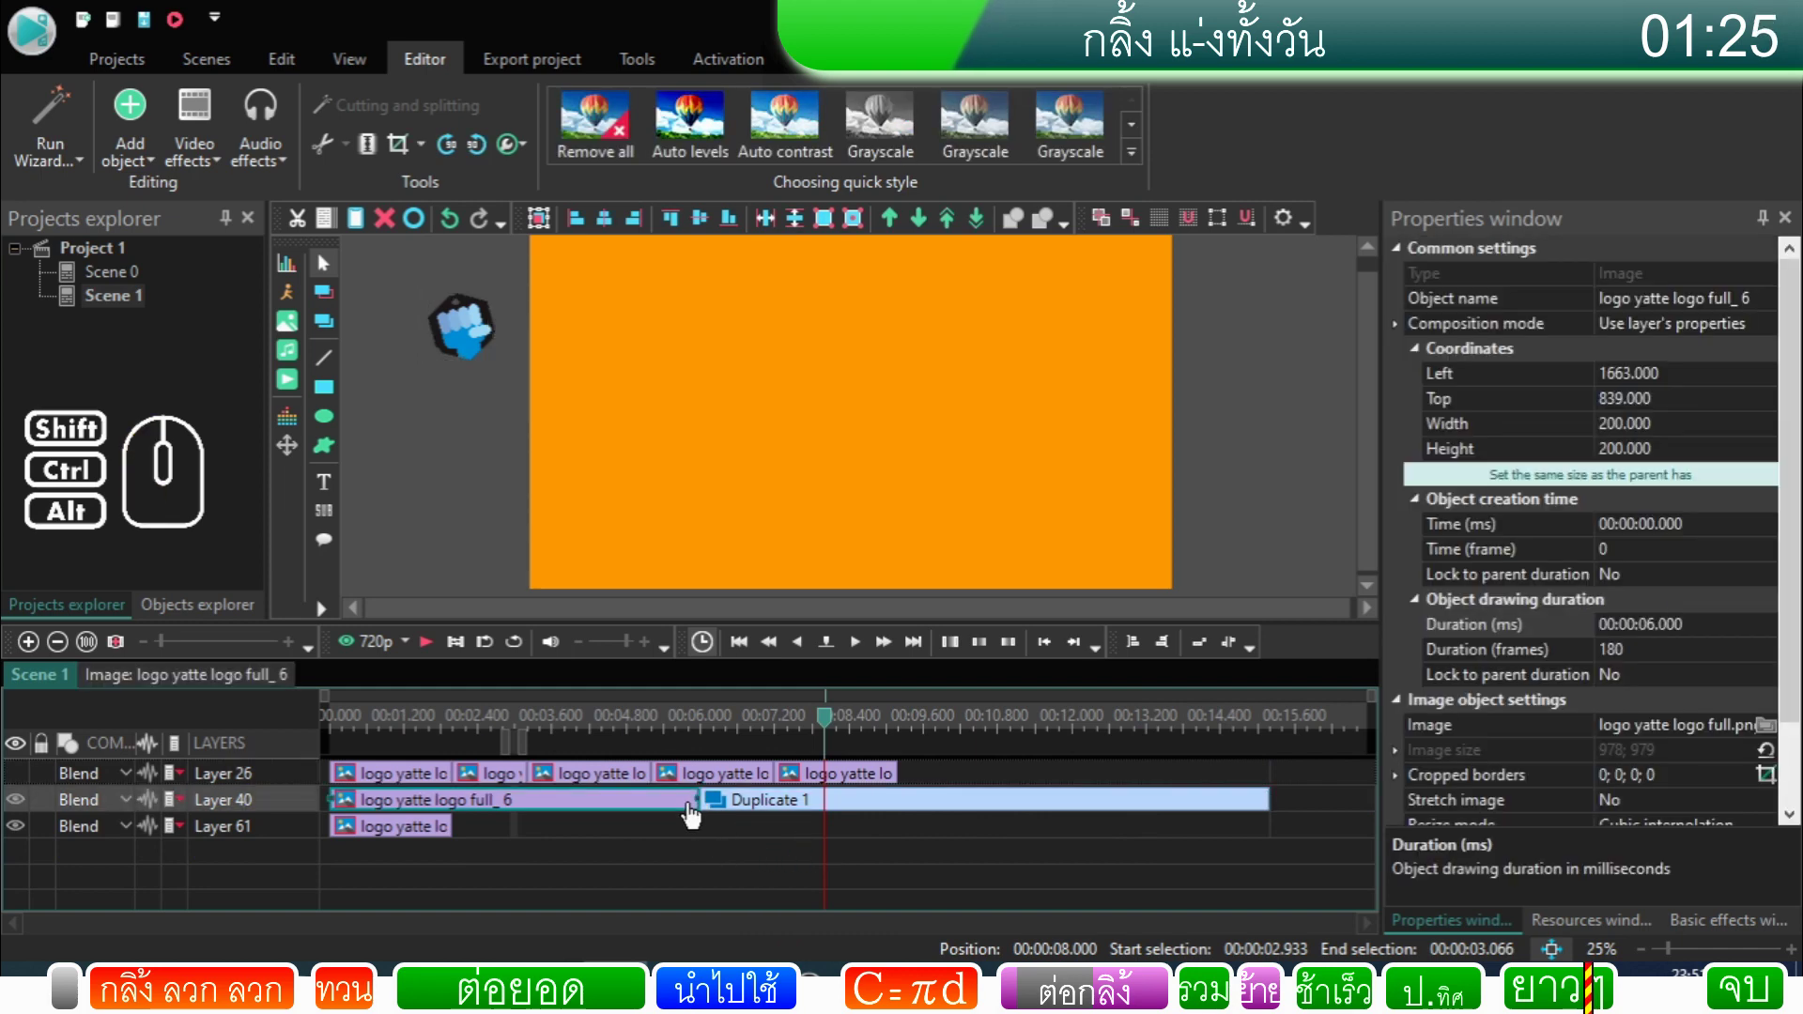
right_click(696, 815)
left_click(748, 777)
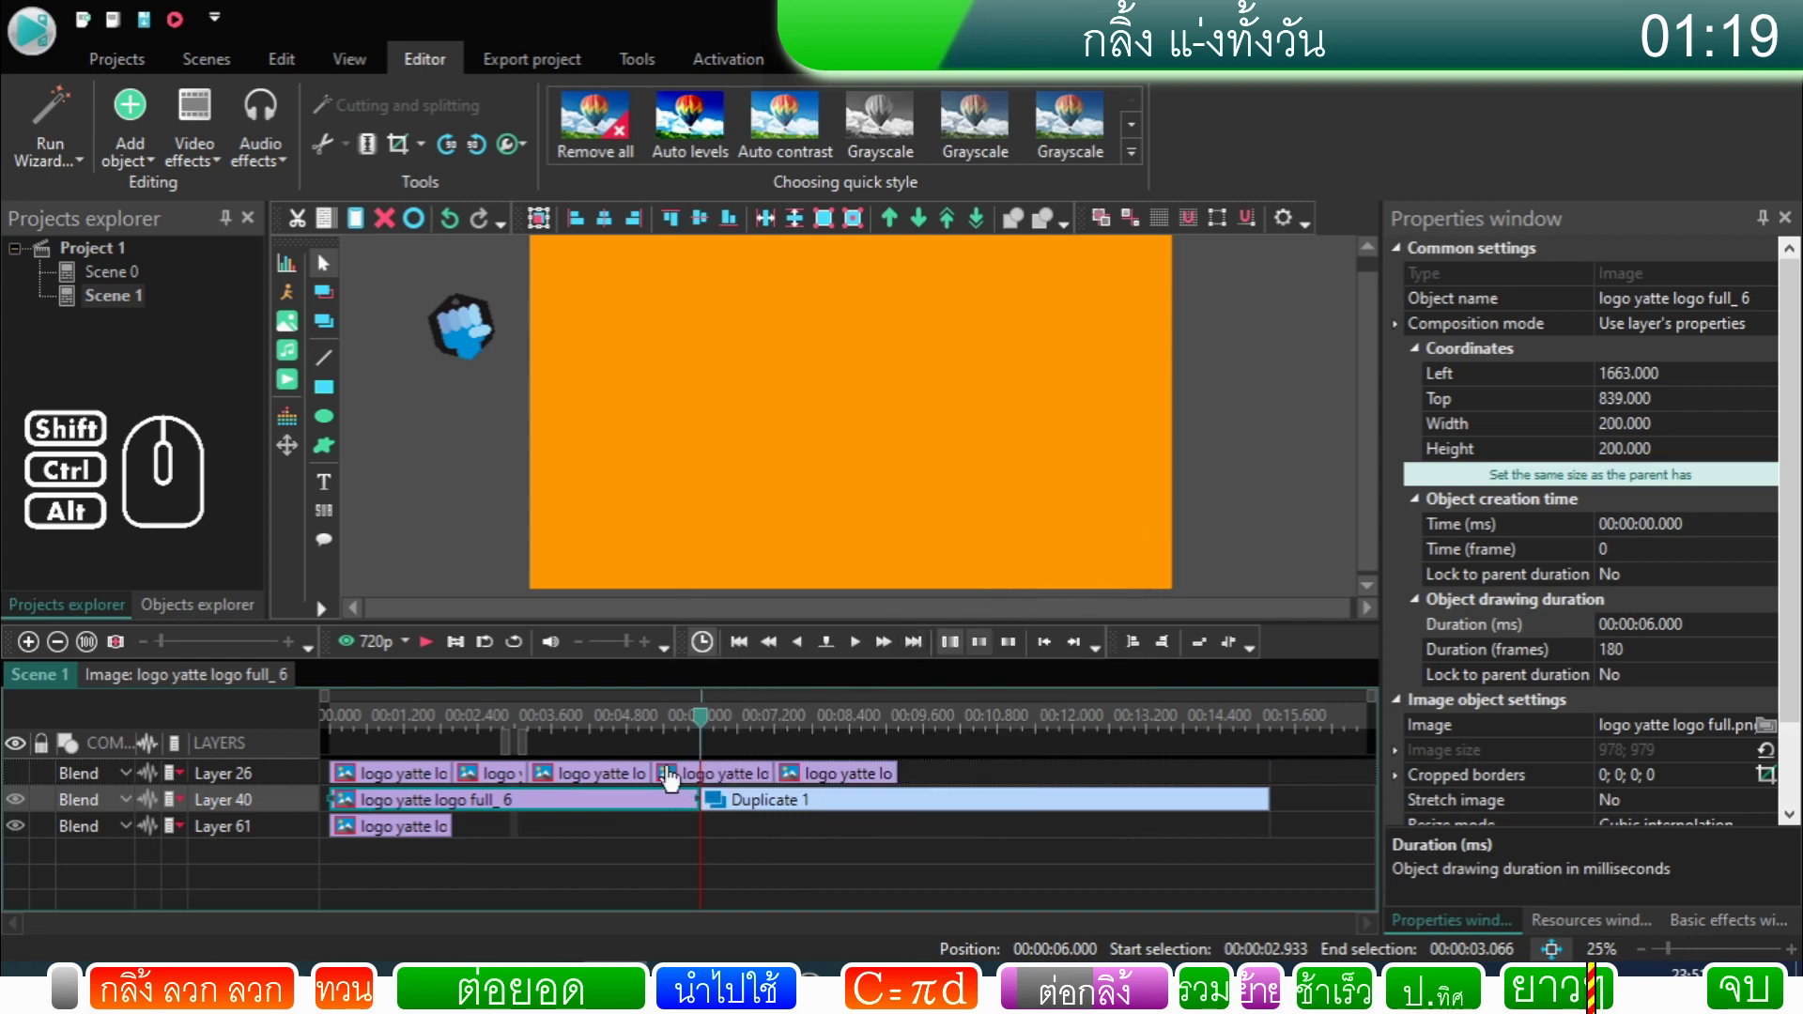
left_click(700, 809)
right_click(699, 808)
left_click(771, 762)
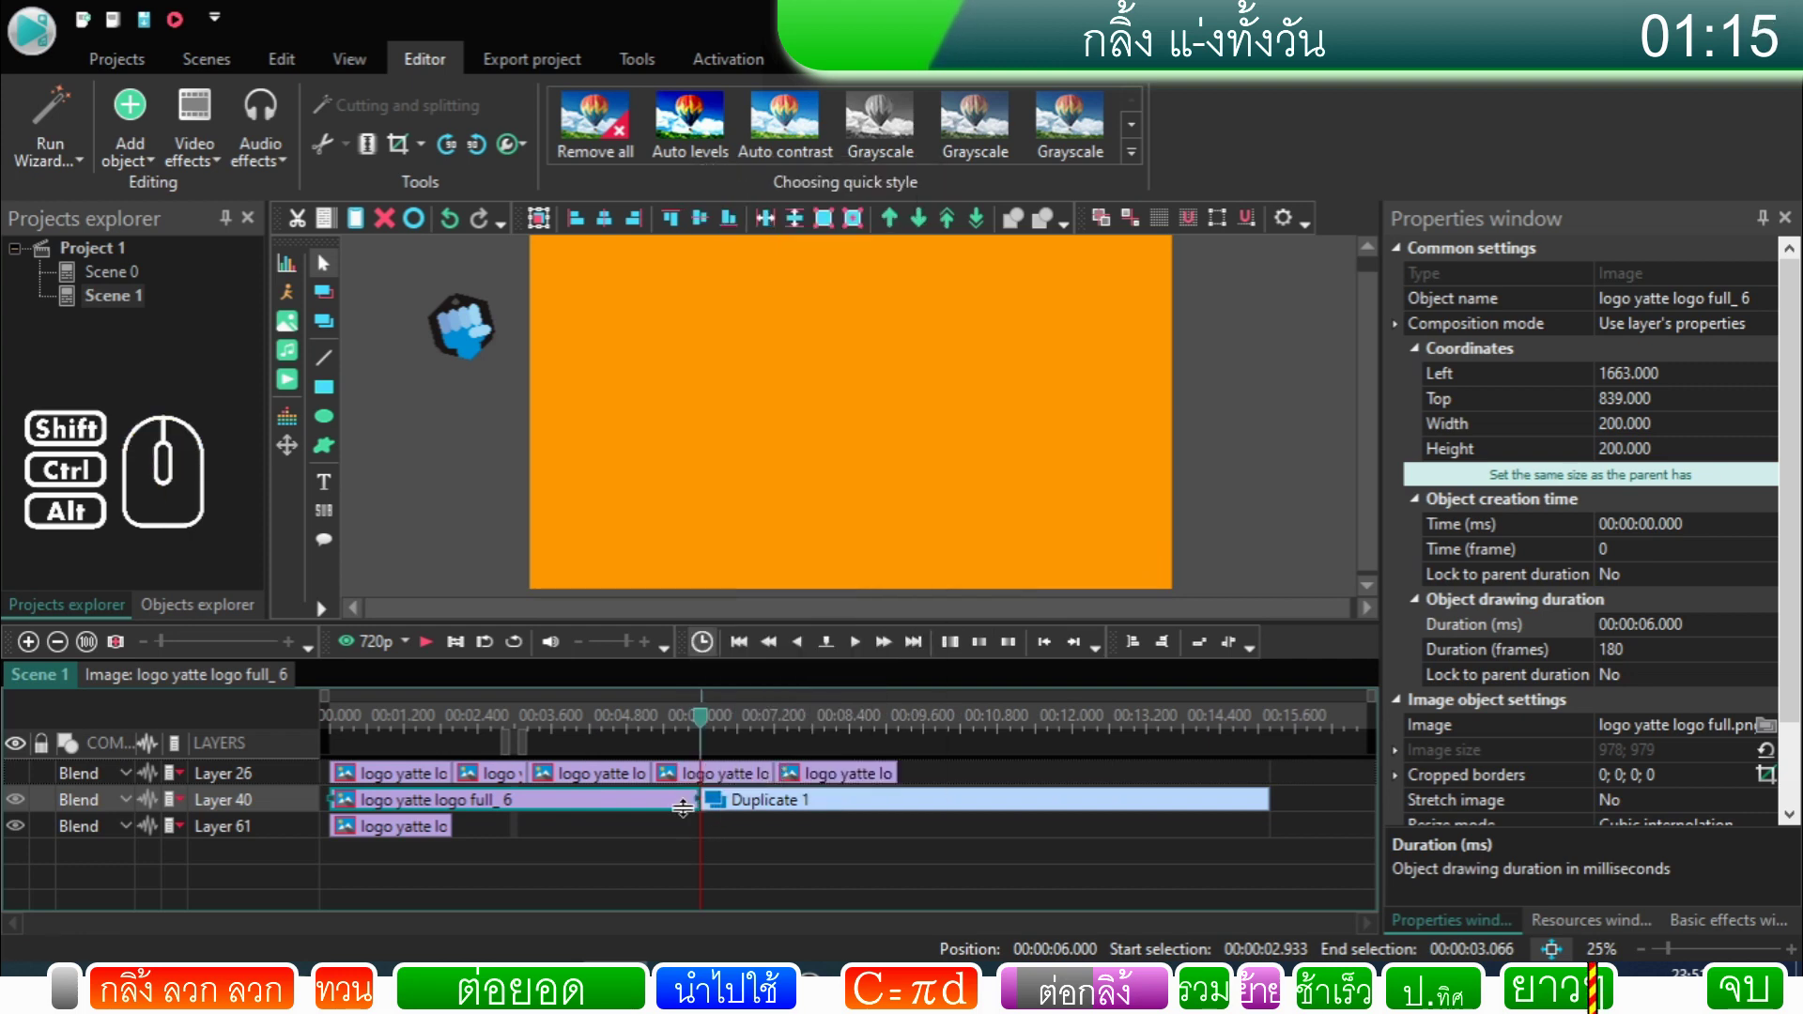
left_click(693, 815)
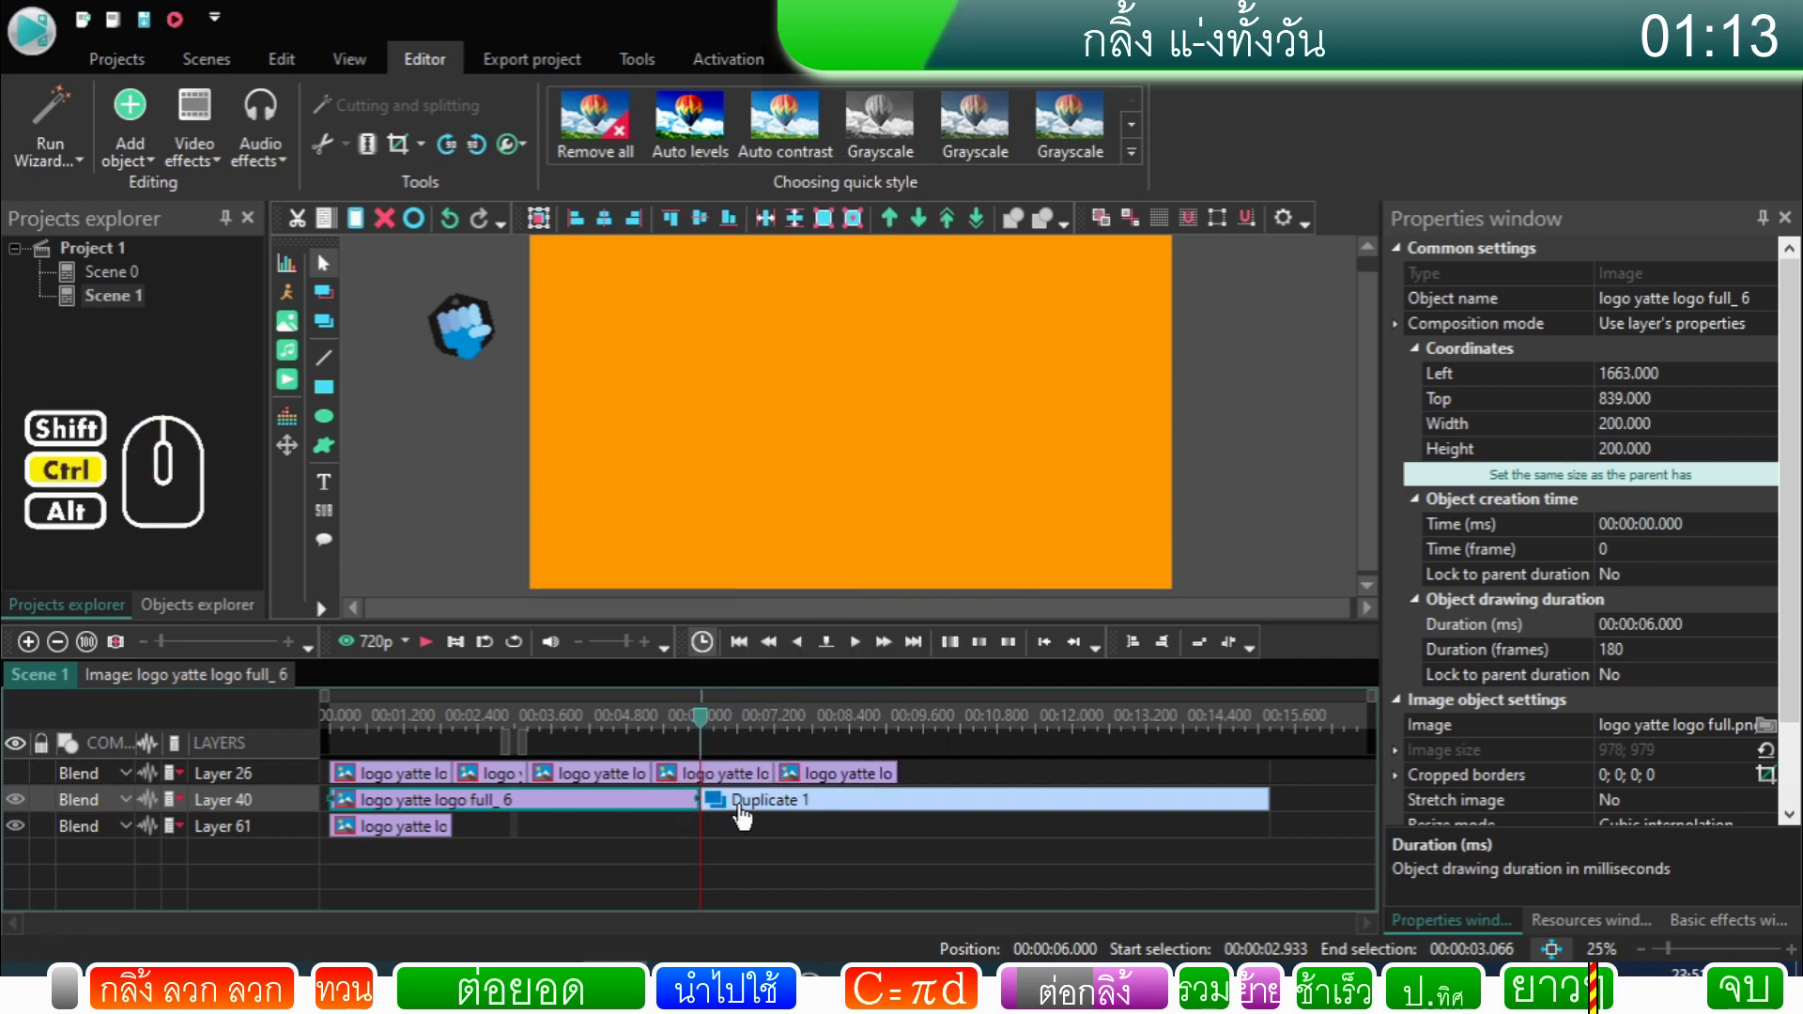
left_click(748, 812)
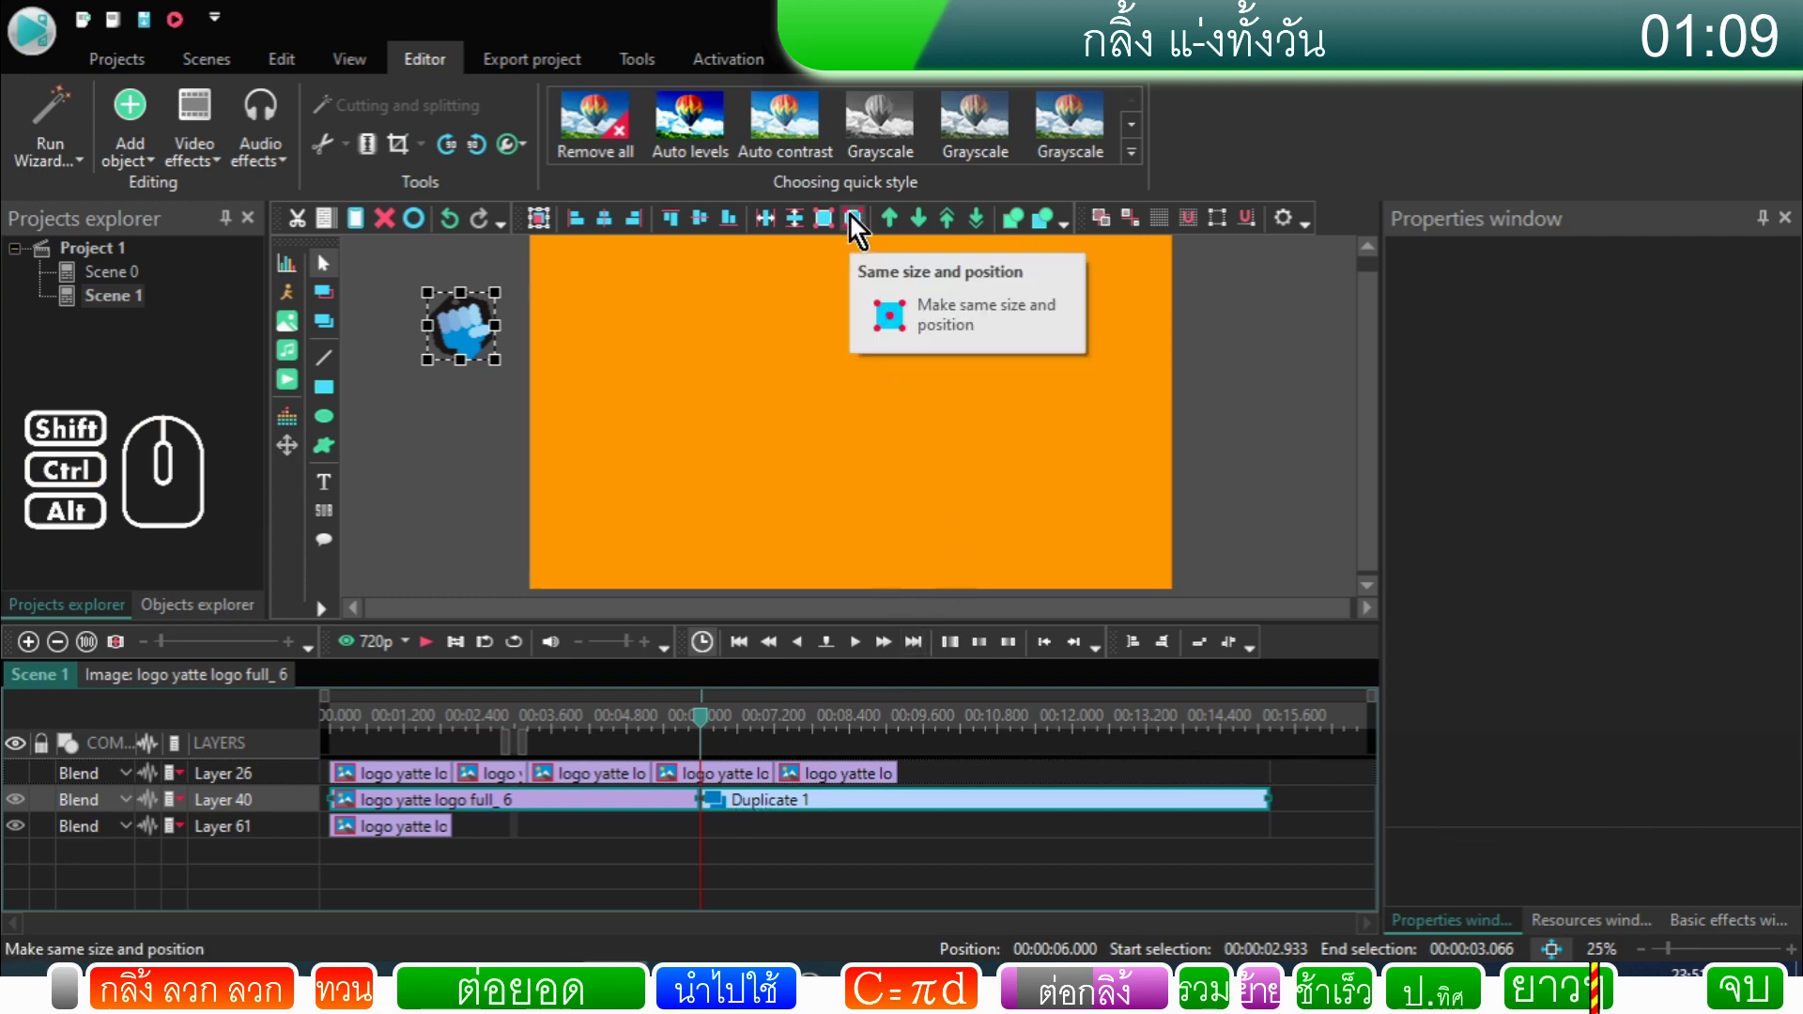
left_click(855, 223)
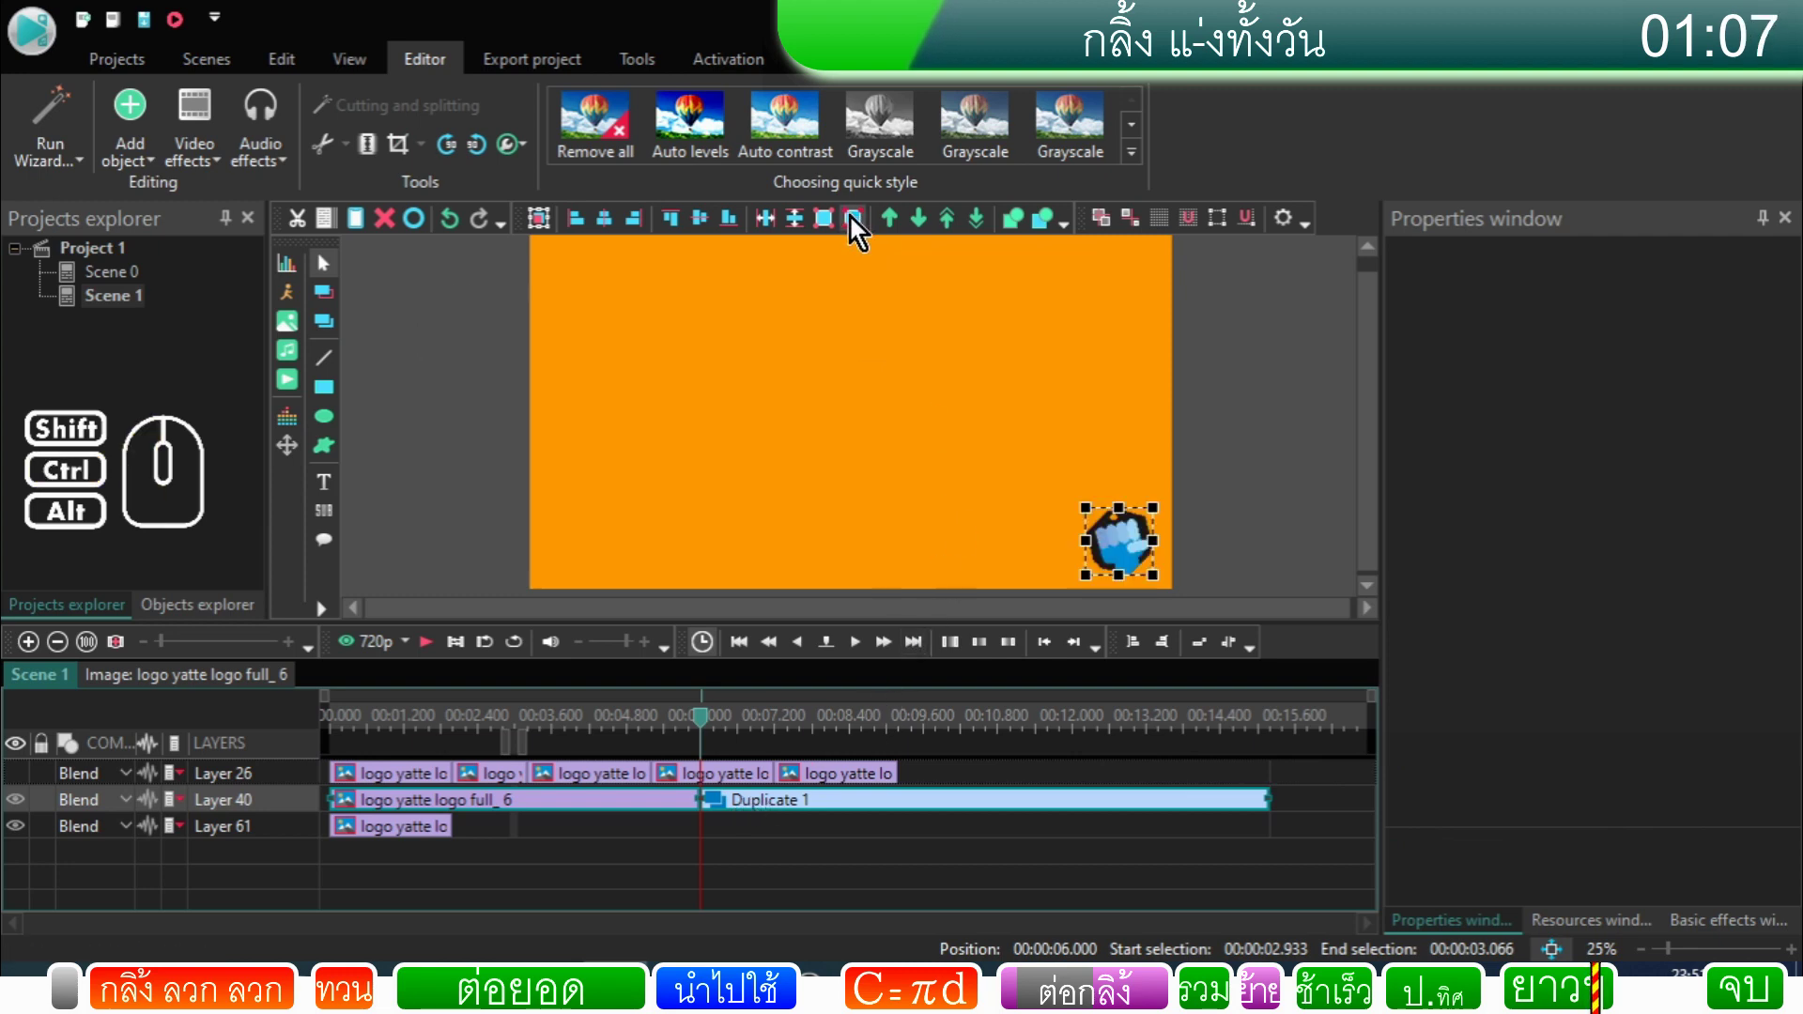
left_click_drag(710, 730, 227, 826)
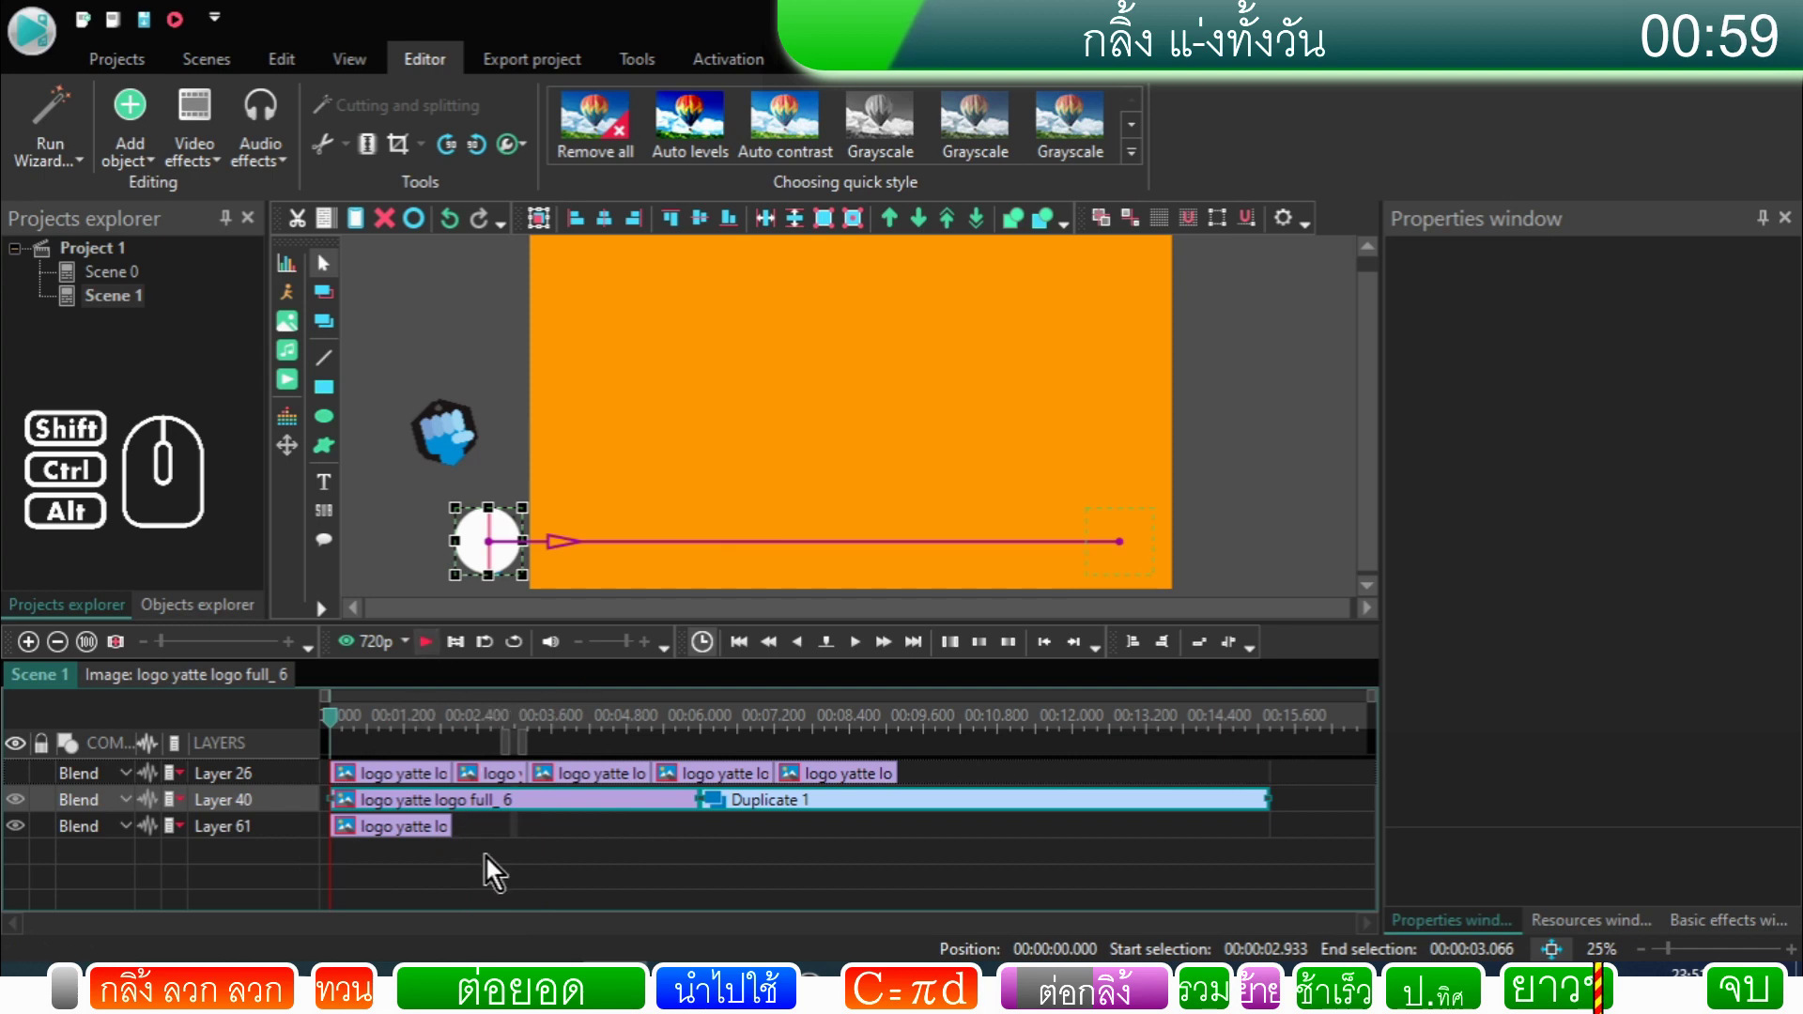
left_click(500, 844)
double_click(498, 815)
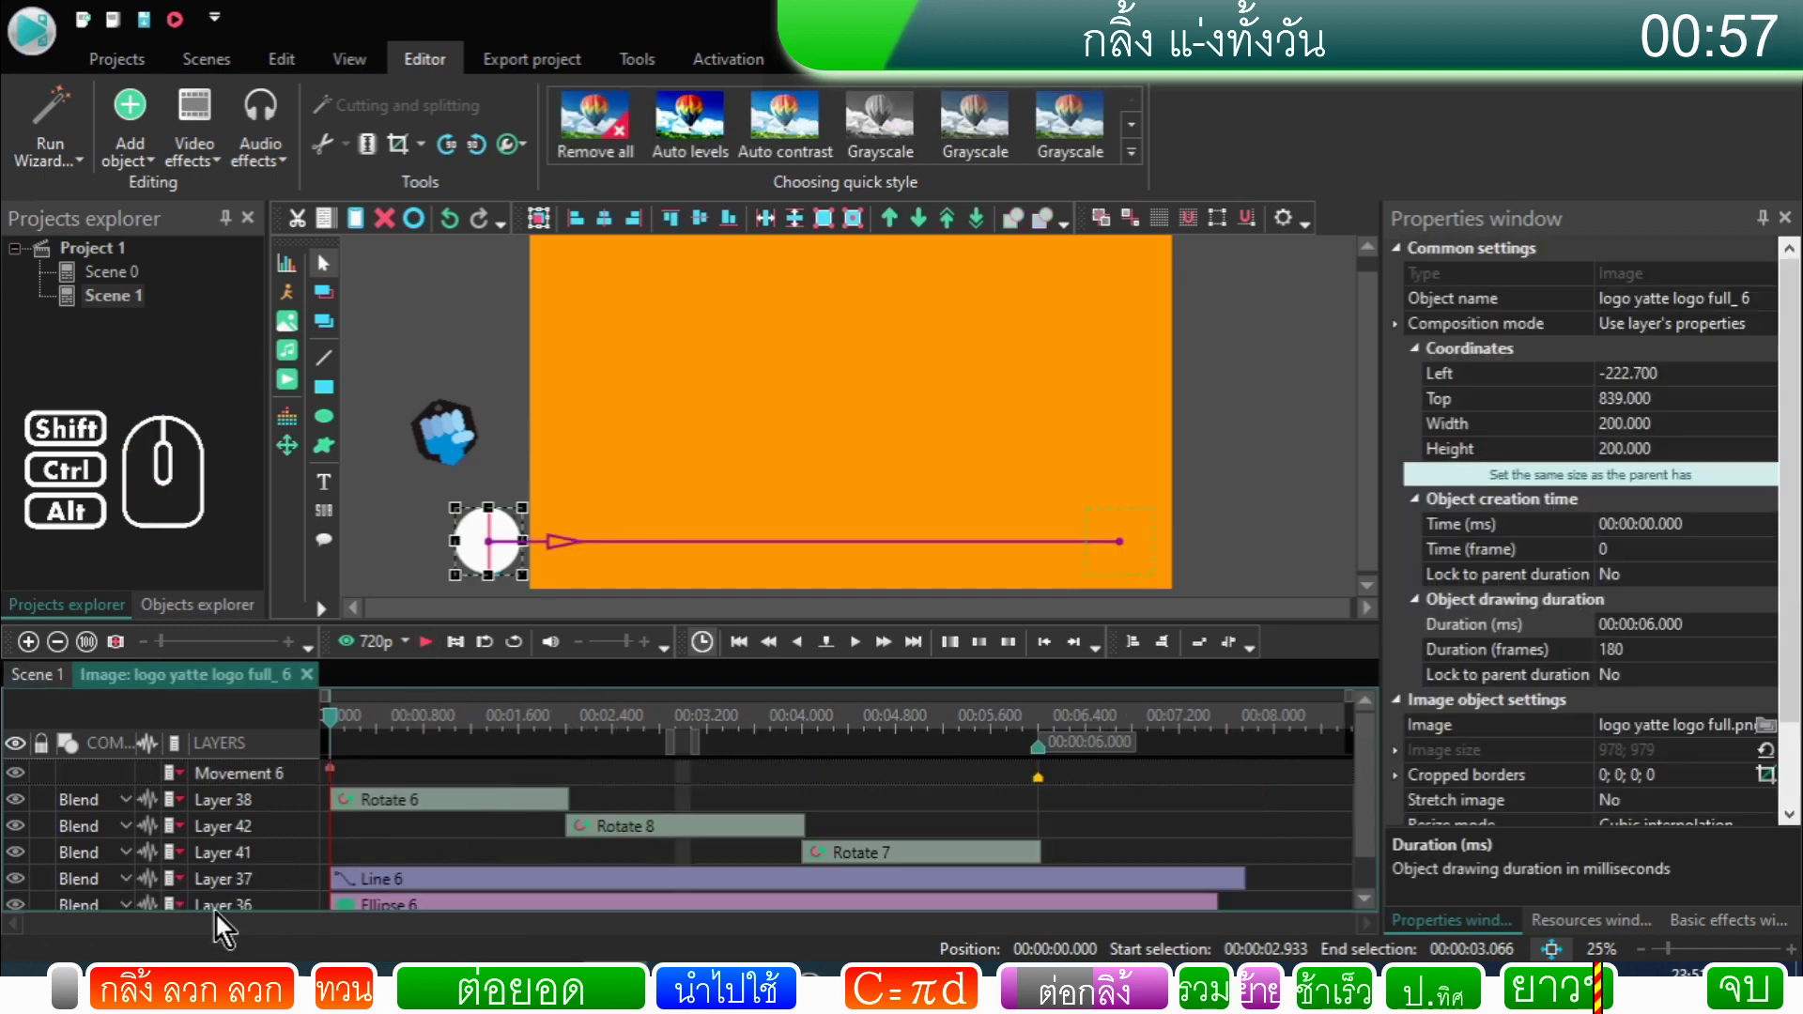
left_click(17, 890)
left_click(17, 910)
left_click(54, 683)
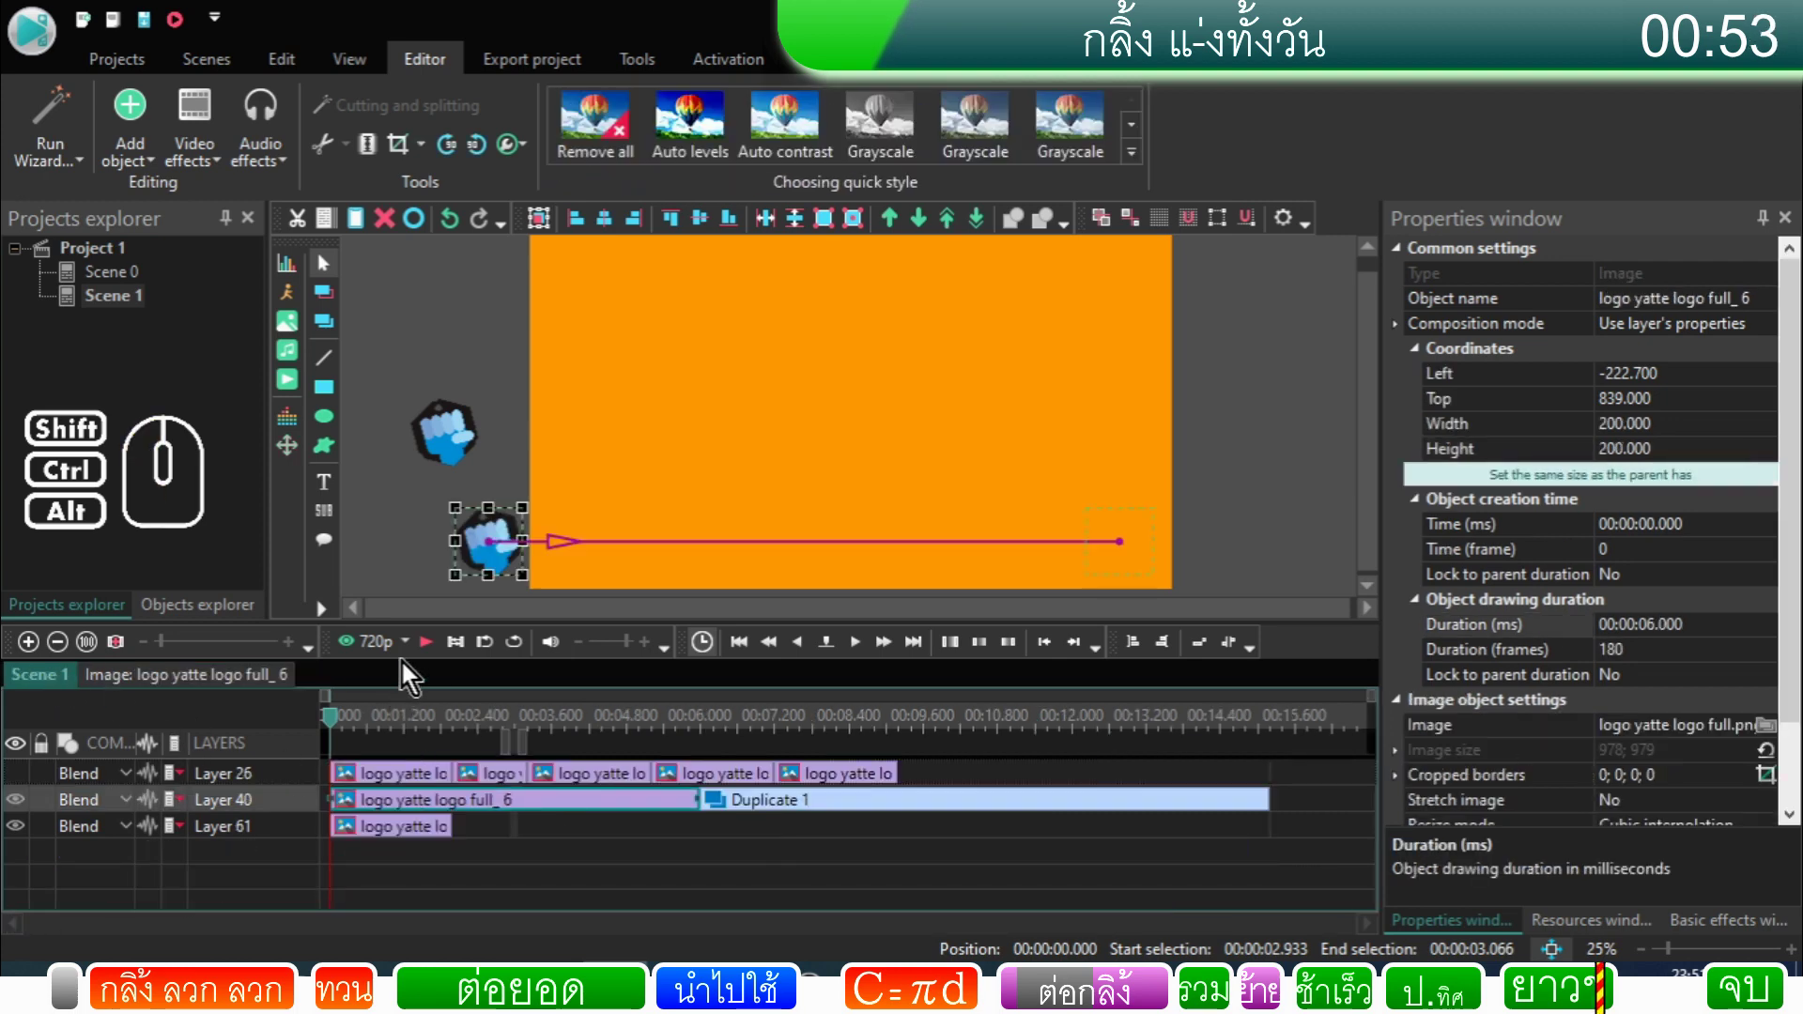
left_click(435, 654)
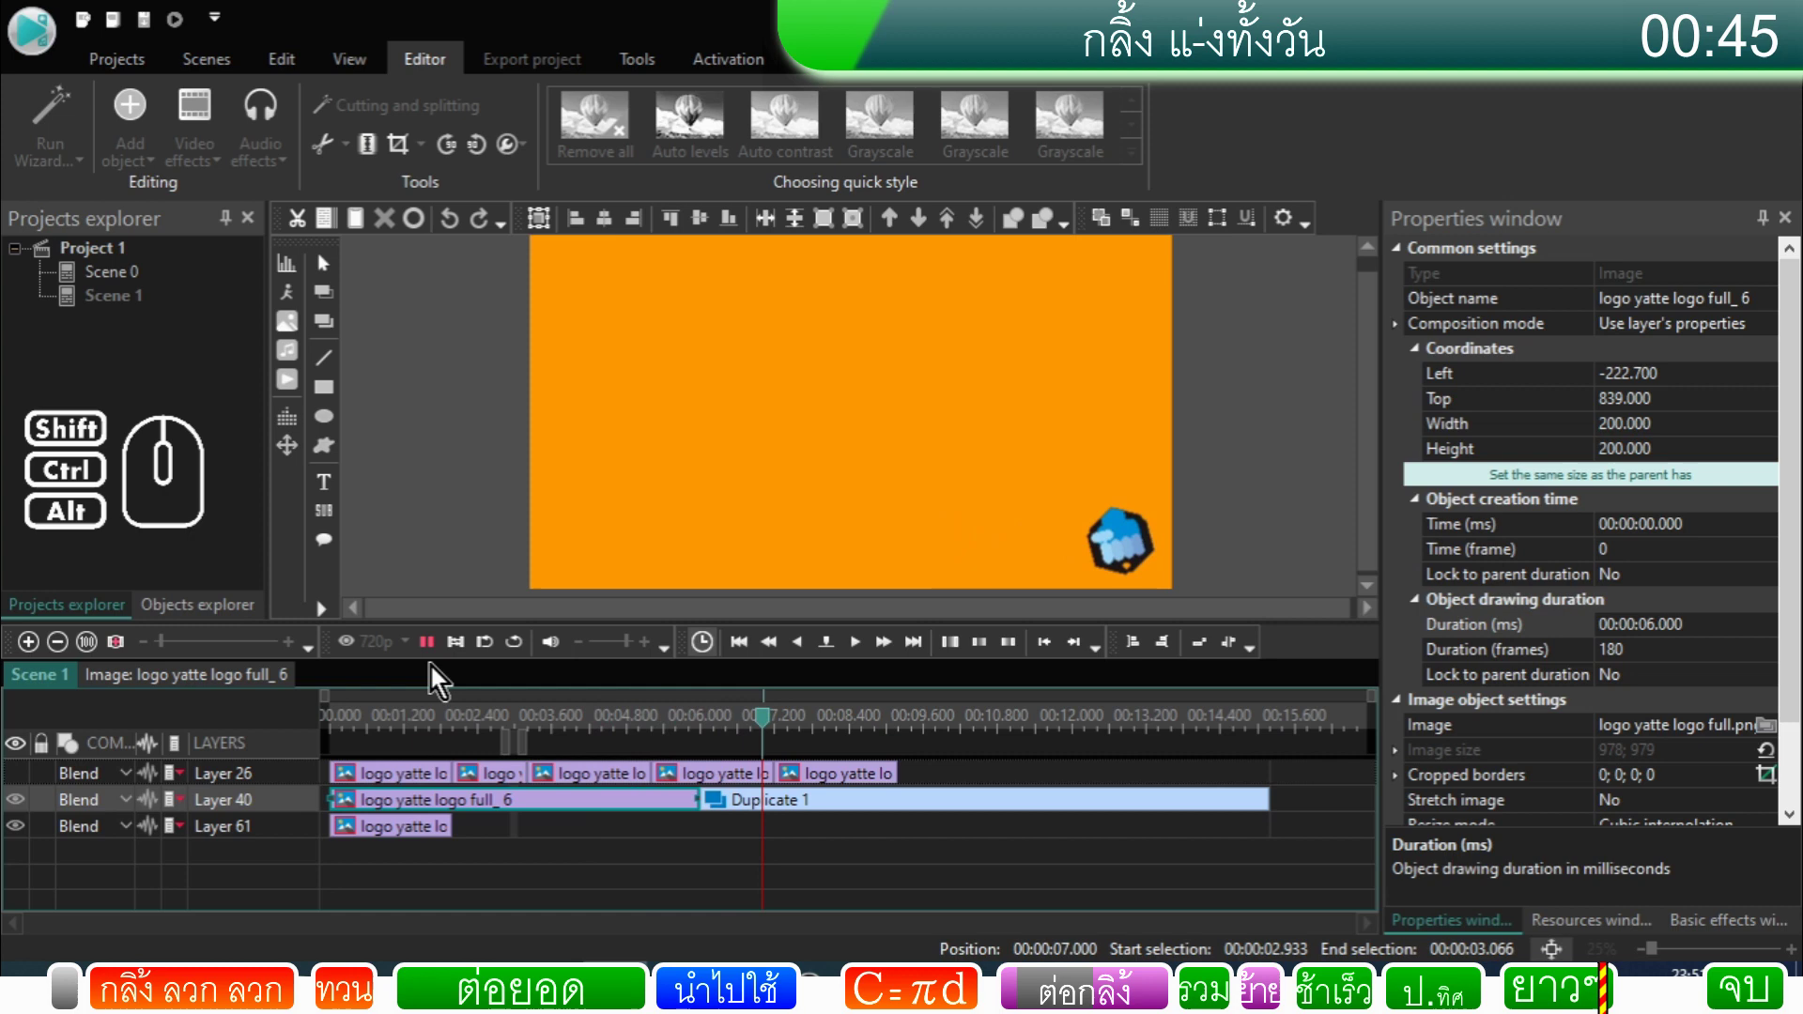
left_click(440, 659)
left_click(703, 735)
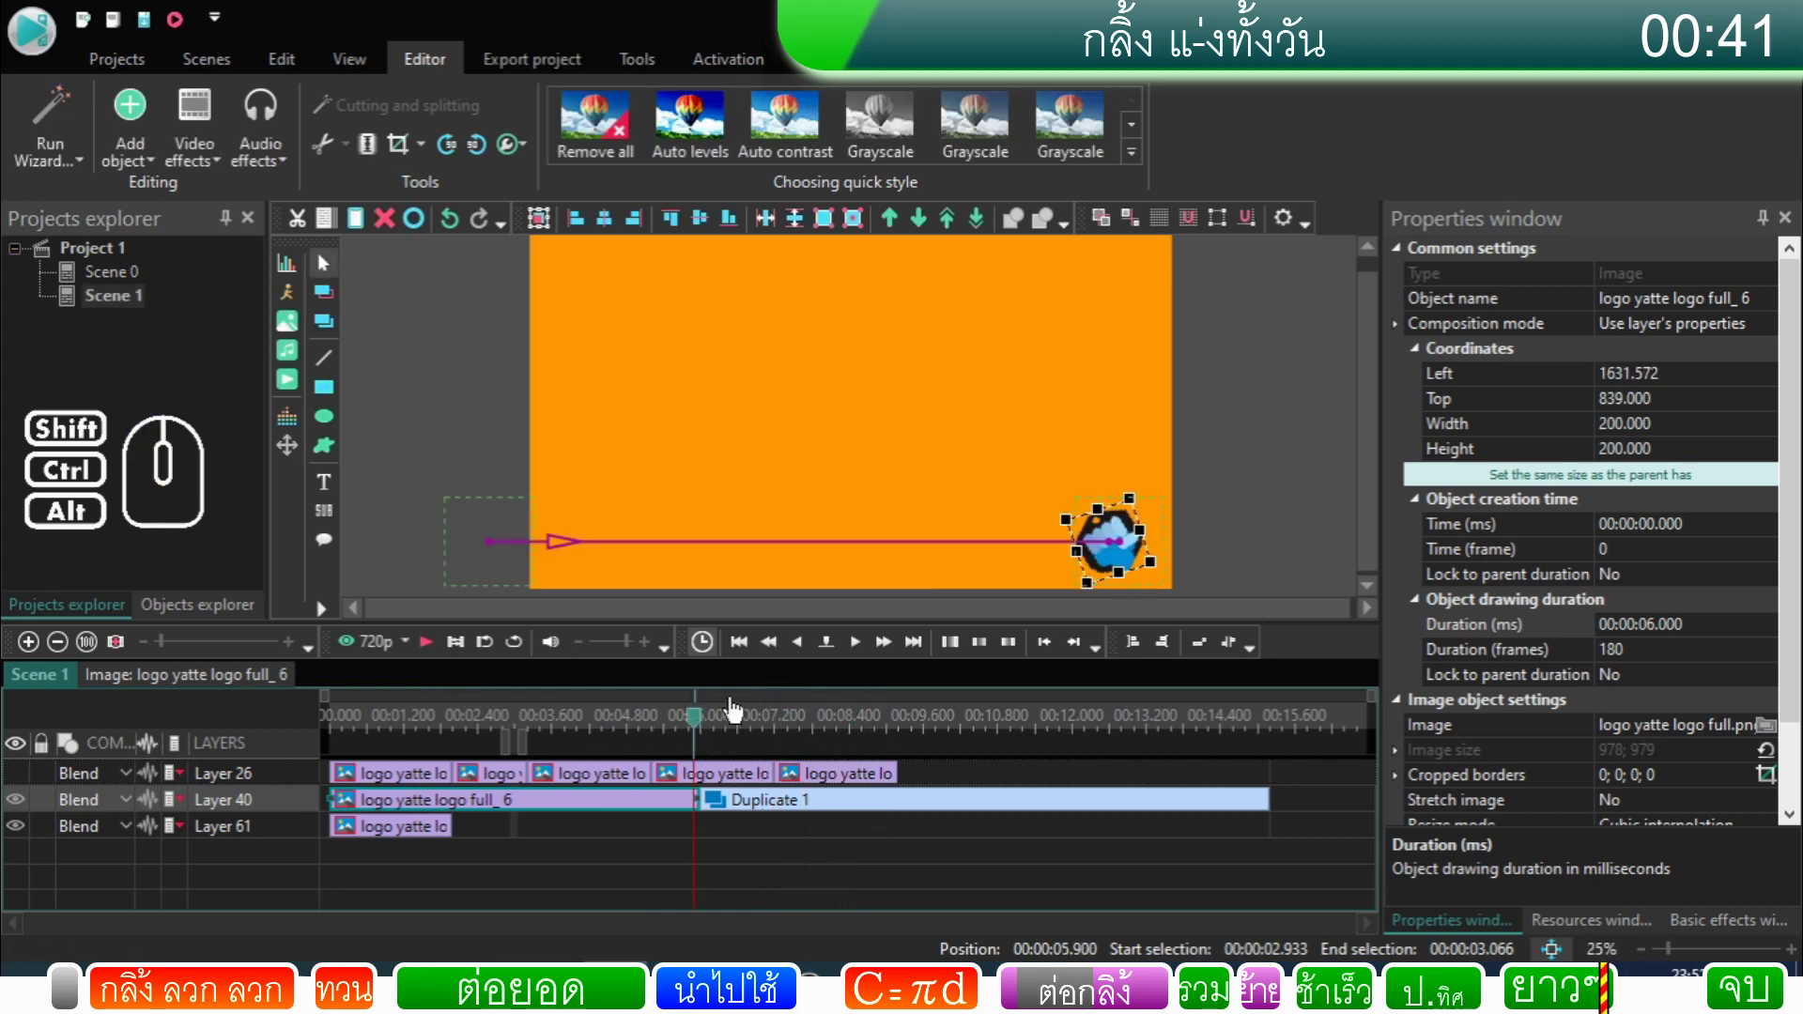
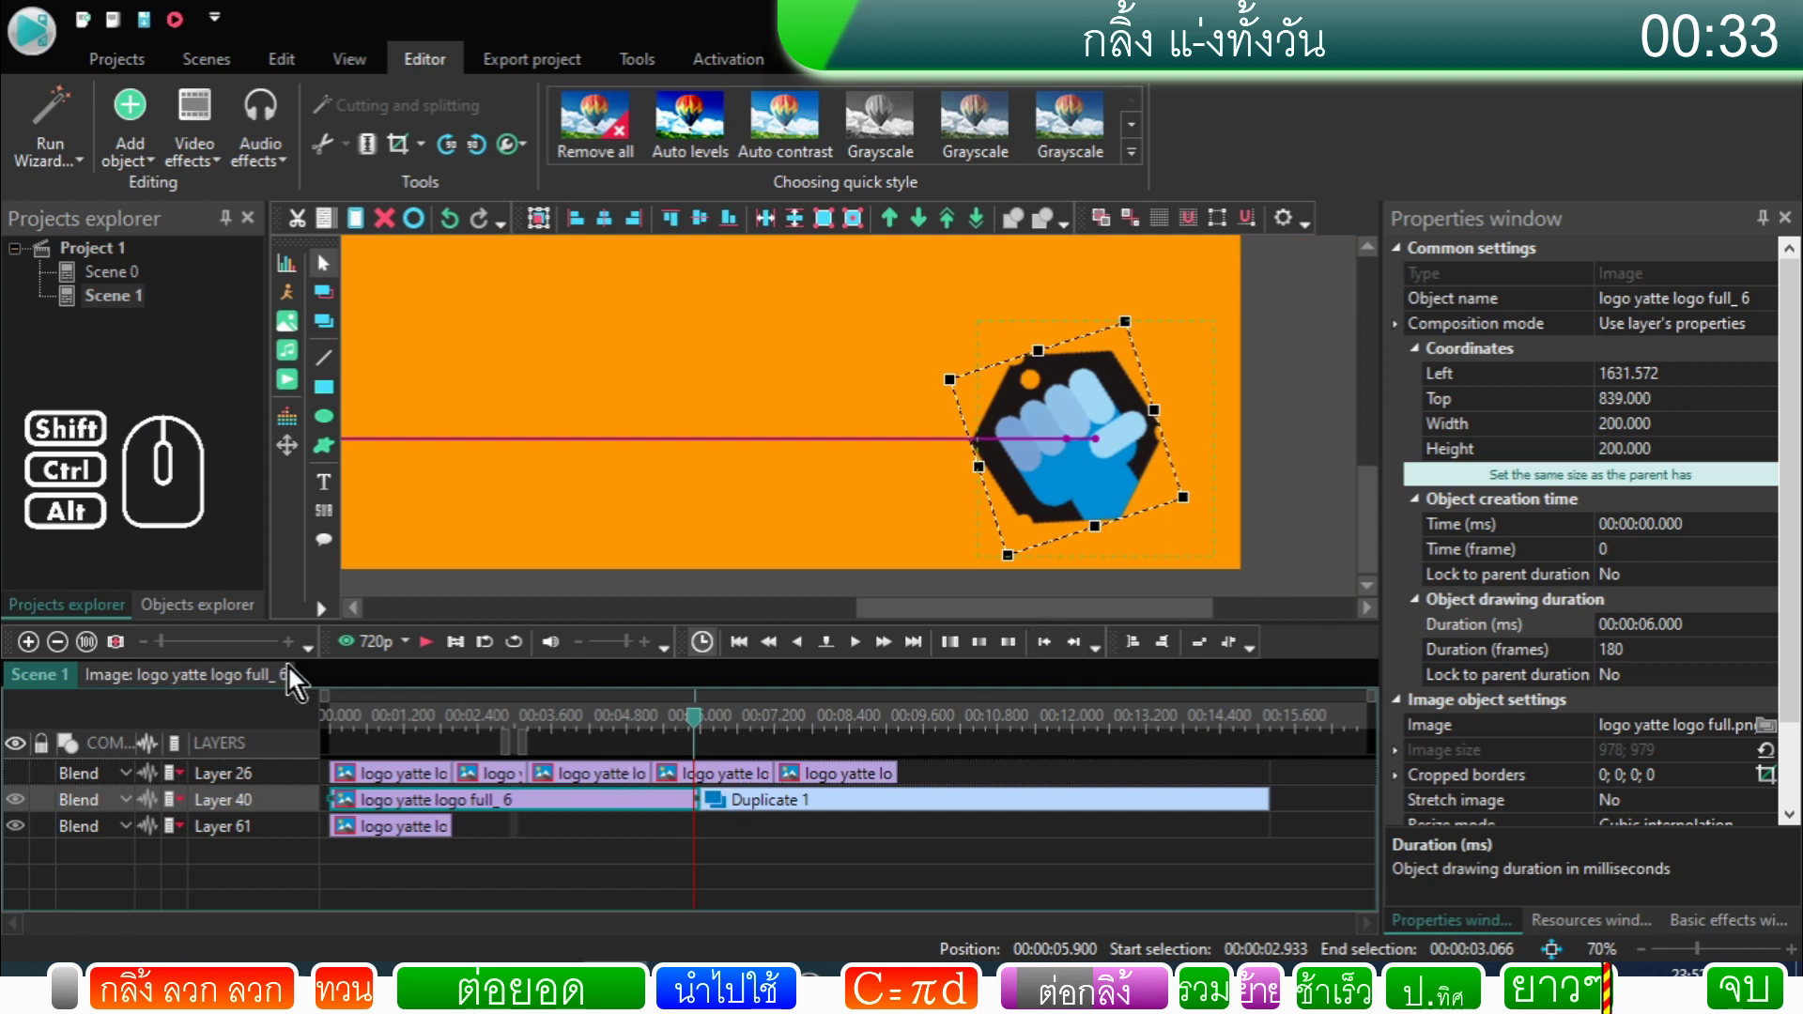
left_click_drag(168, 647, 264, 685)
left_click(872, 656)
left_click(873, 657)
left_click(872, 656)
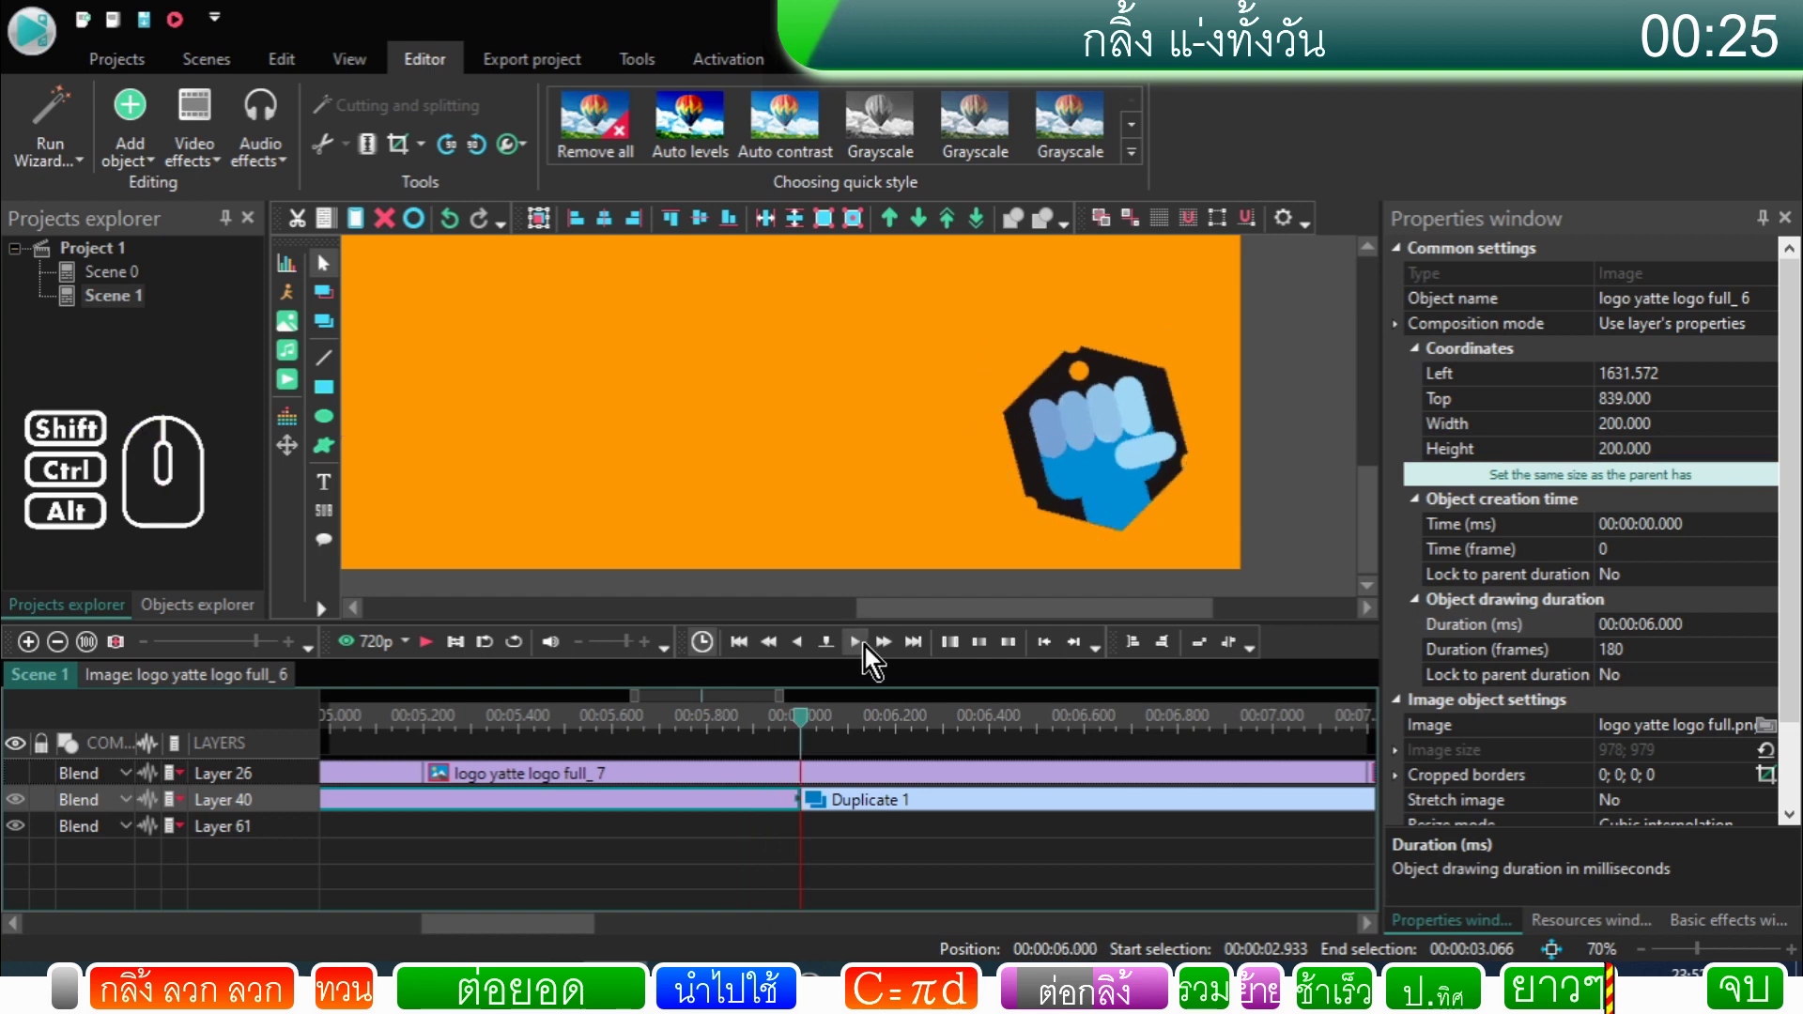
left_click(805, 656)
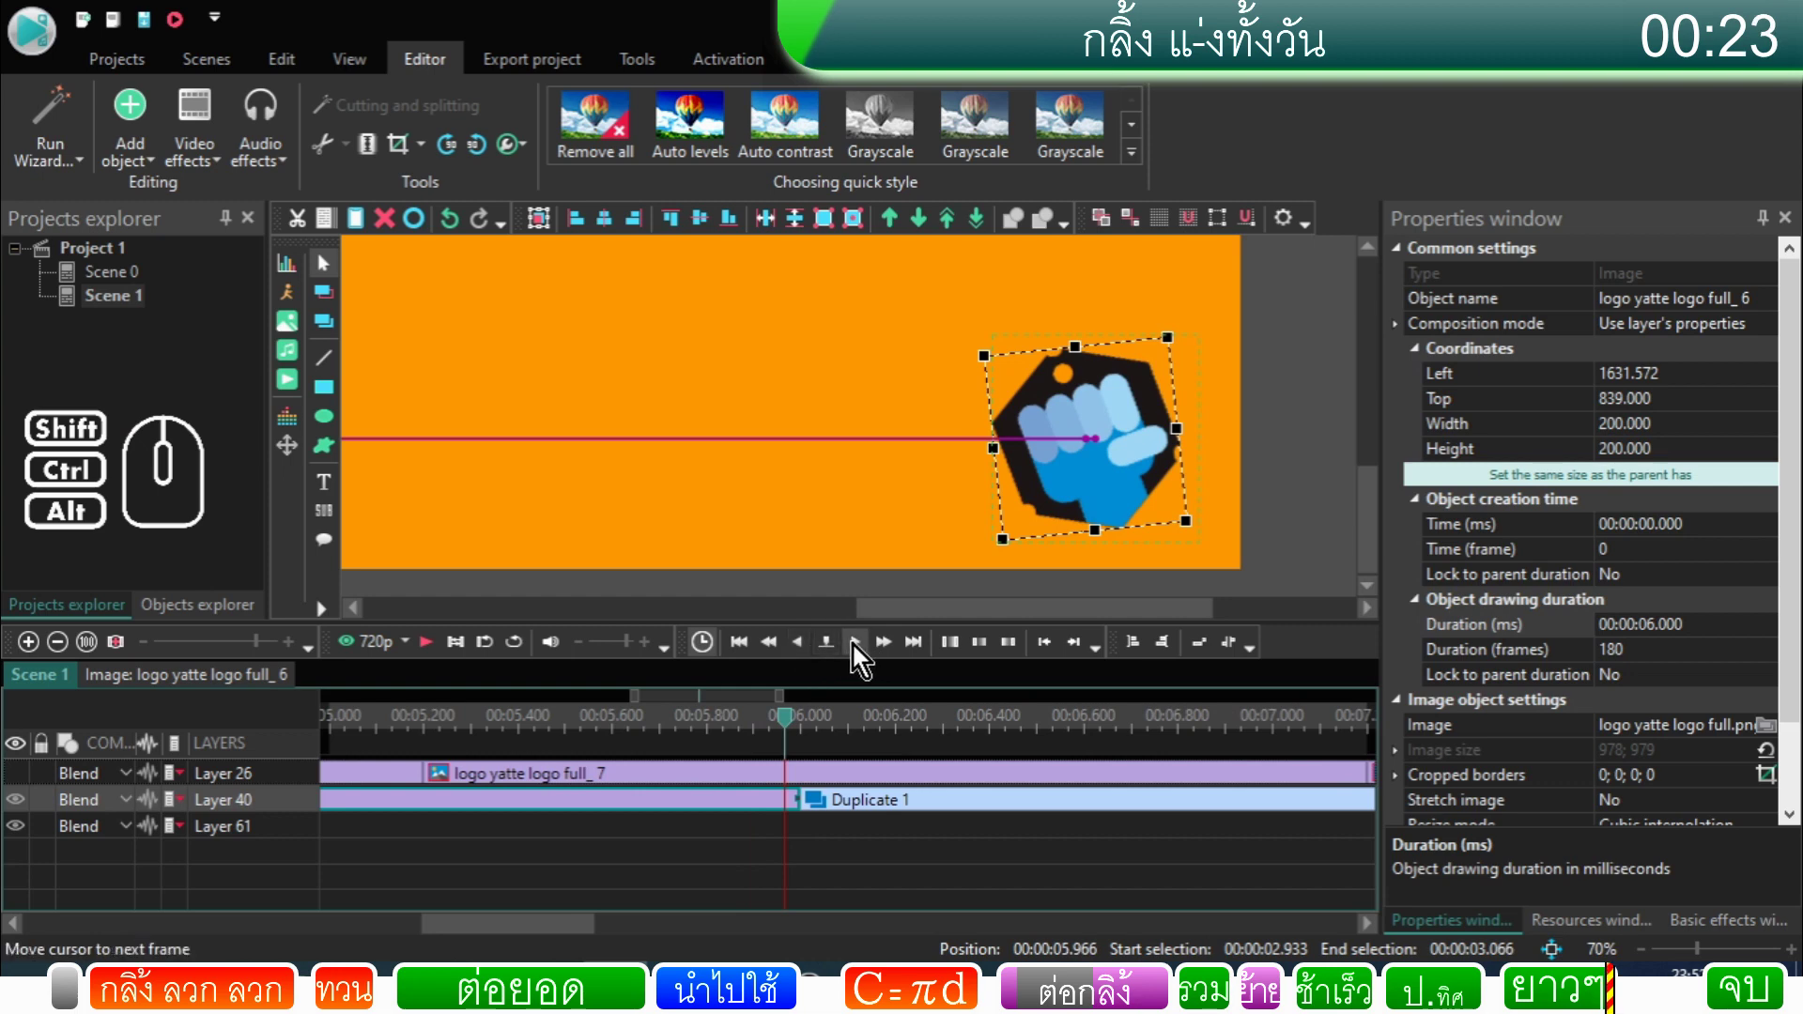
left_click(862, 653)
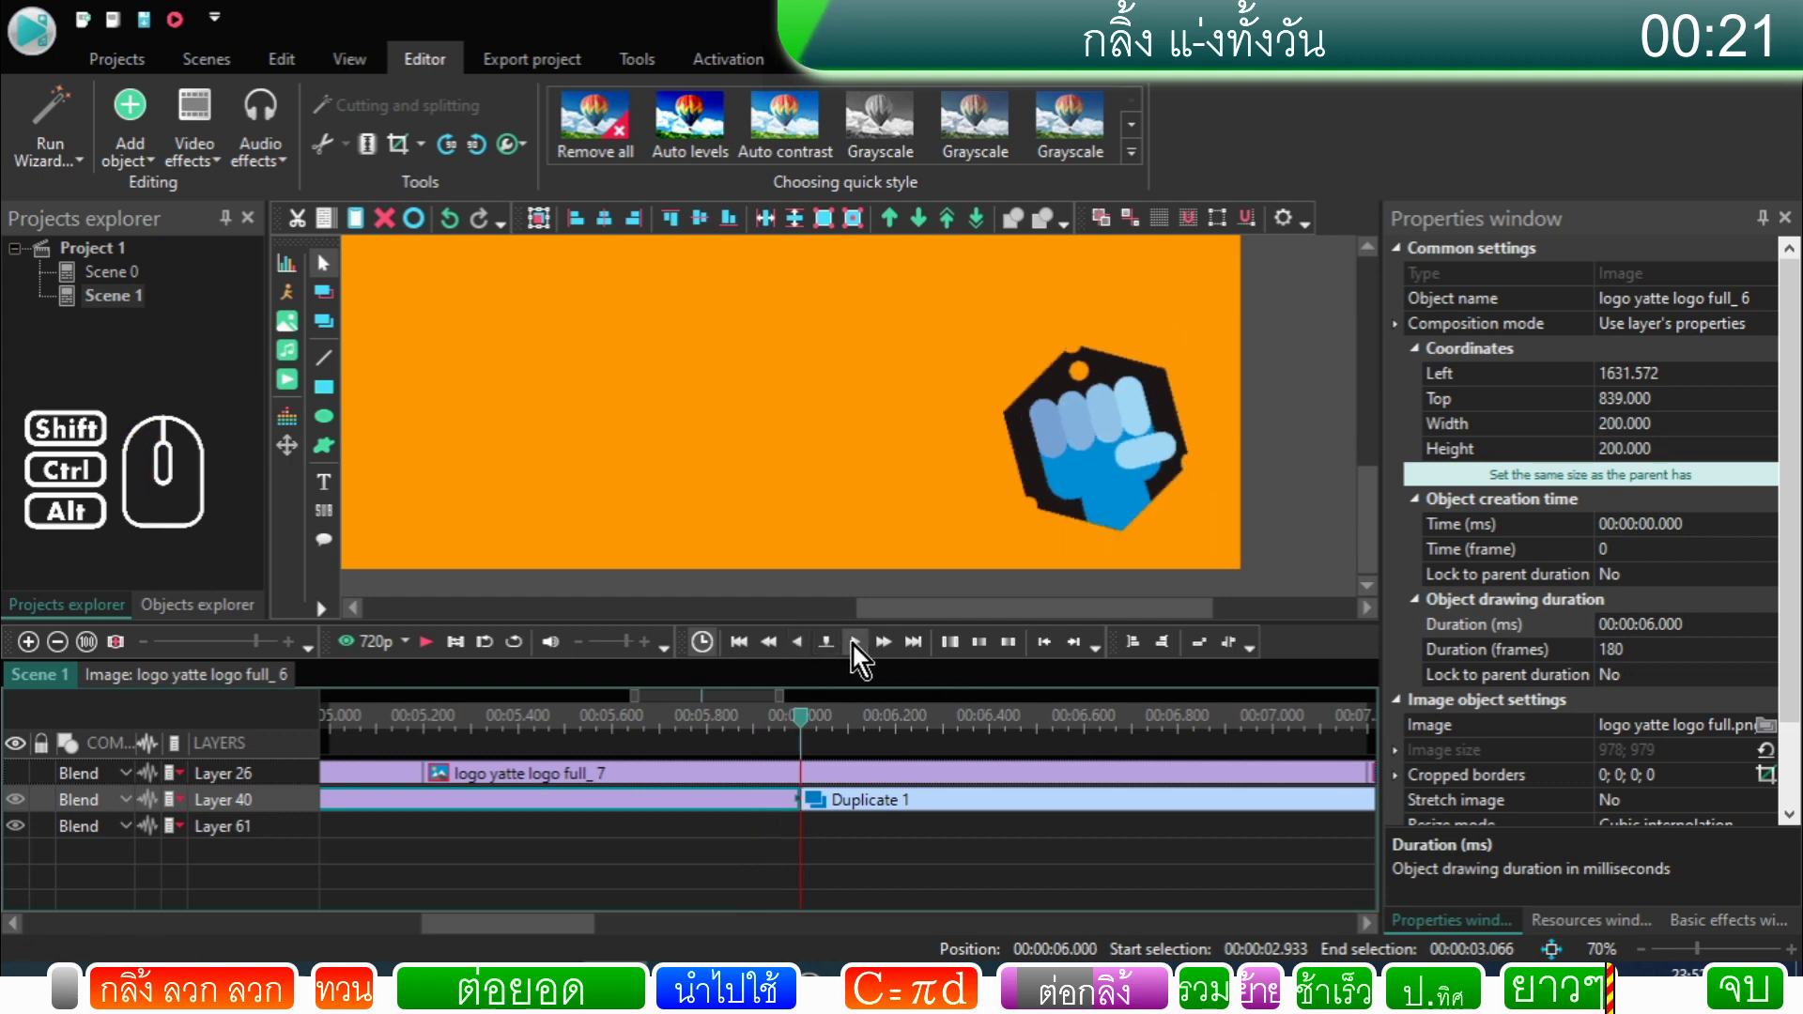
left_click(856, 650)
left_click(857, 650)
left_click(857, 650)
left_click(857, 649)
left_click(856, 650)
left_click(857, 650)
left_click(856, 650)
left_click(856, 650)
left_click(856, 649)
double_click(856, 650)
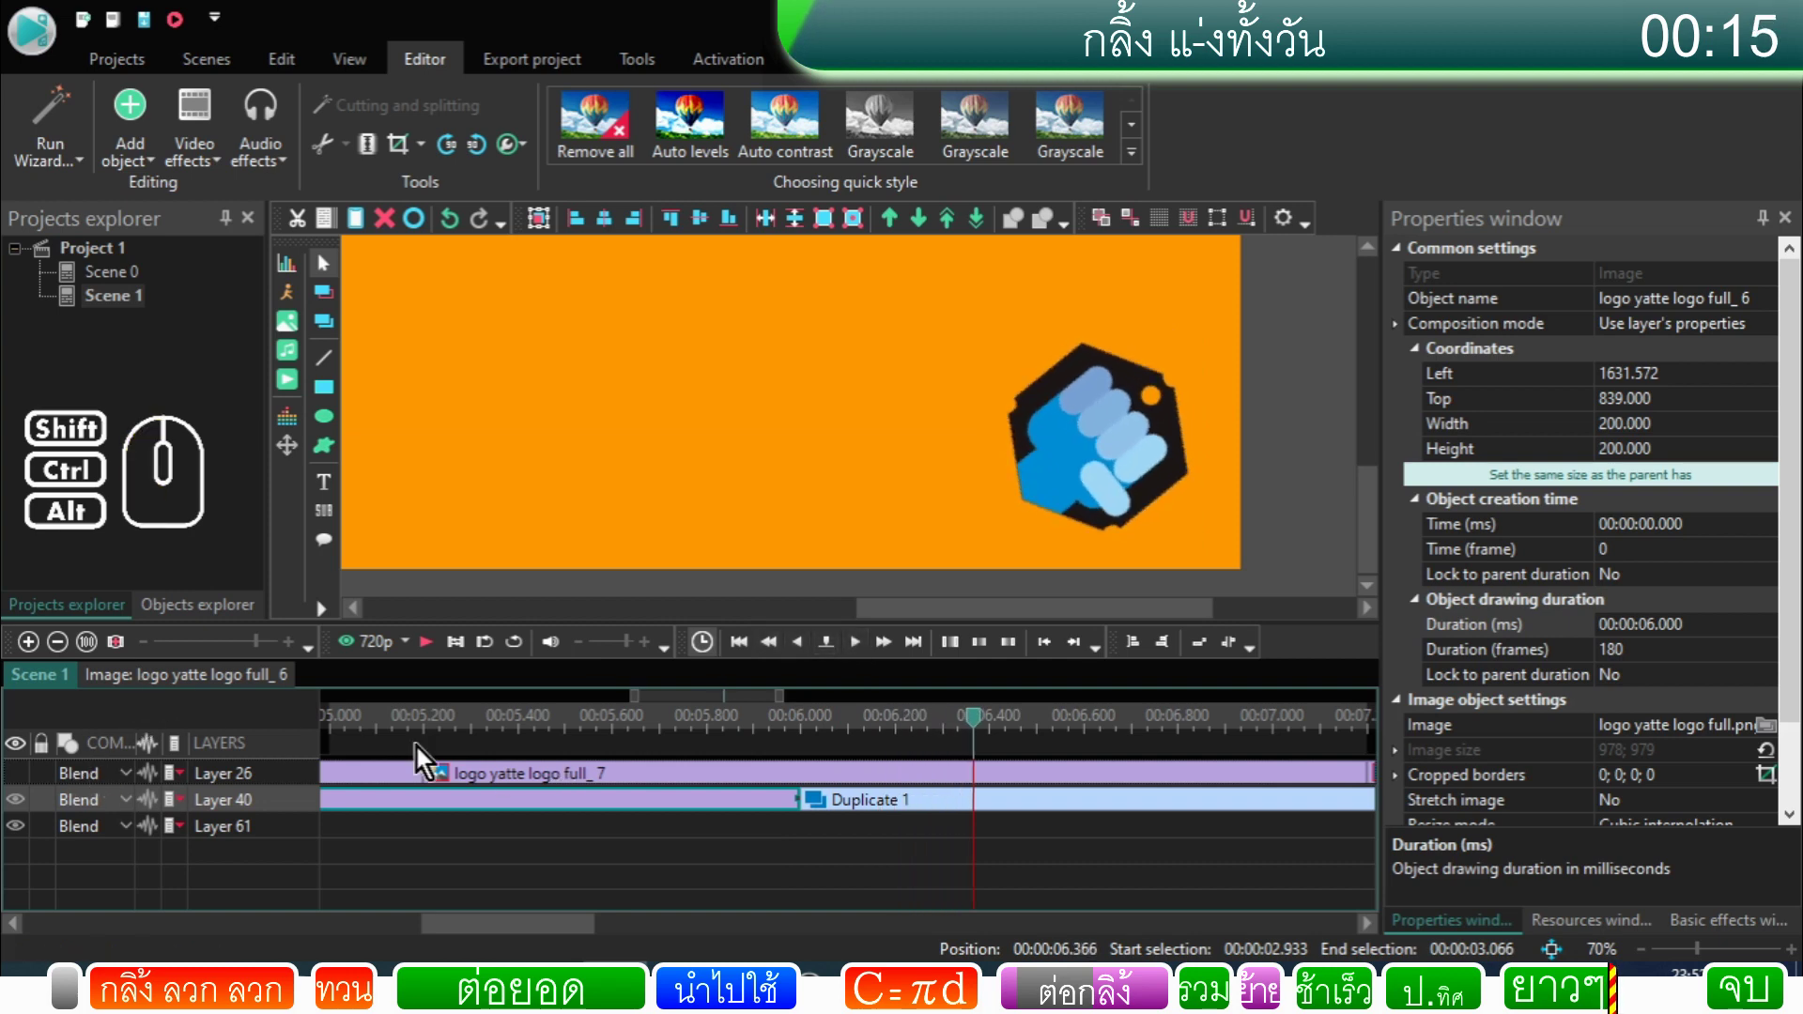
left_click(96, 646)
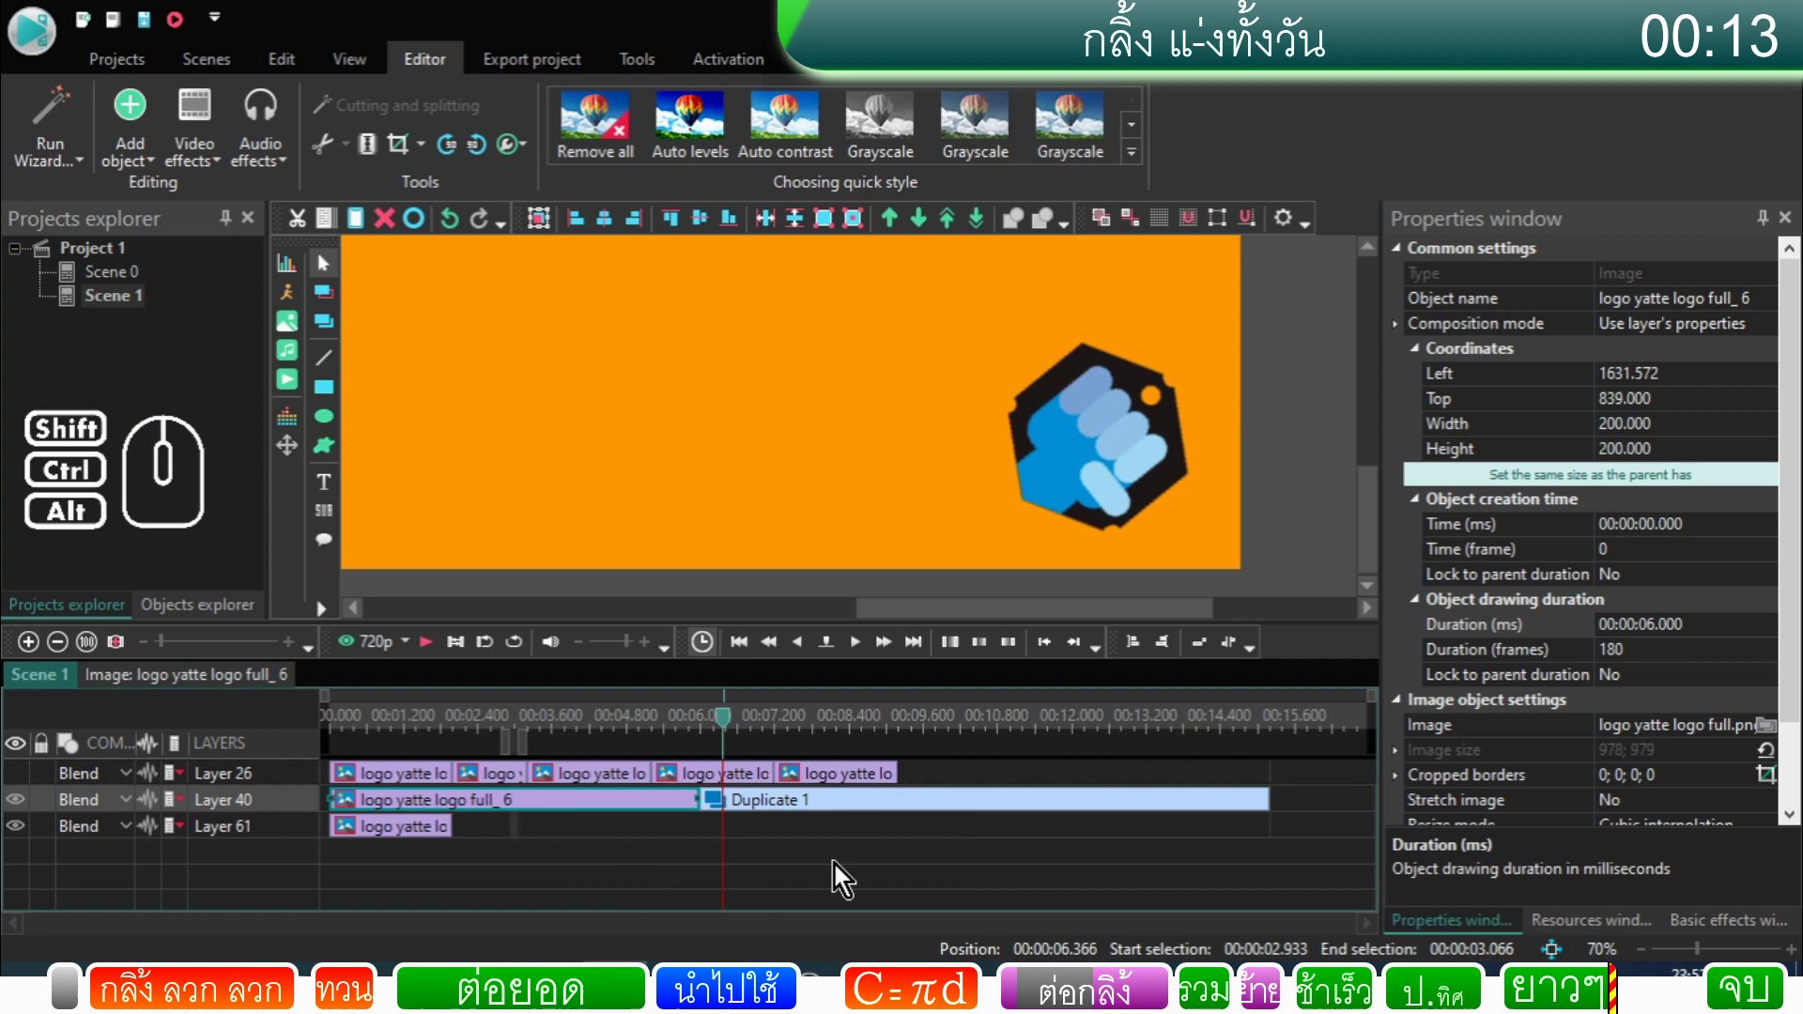
Step: Extend Duplicate 1's duration to about 12.366 seconds and preview the loop
left_click(846, 851)
left_click(896, 817)
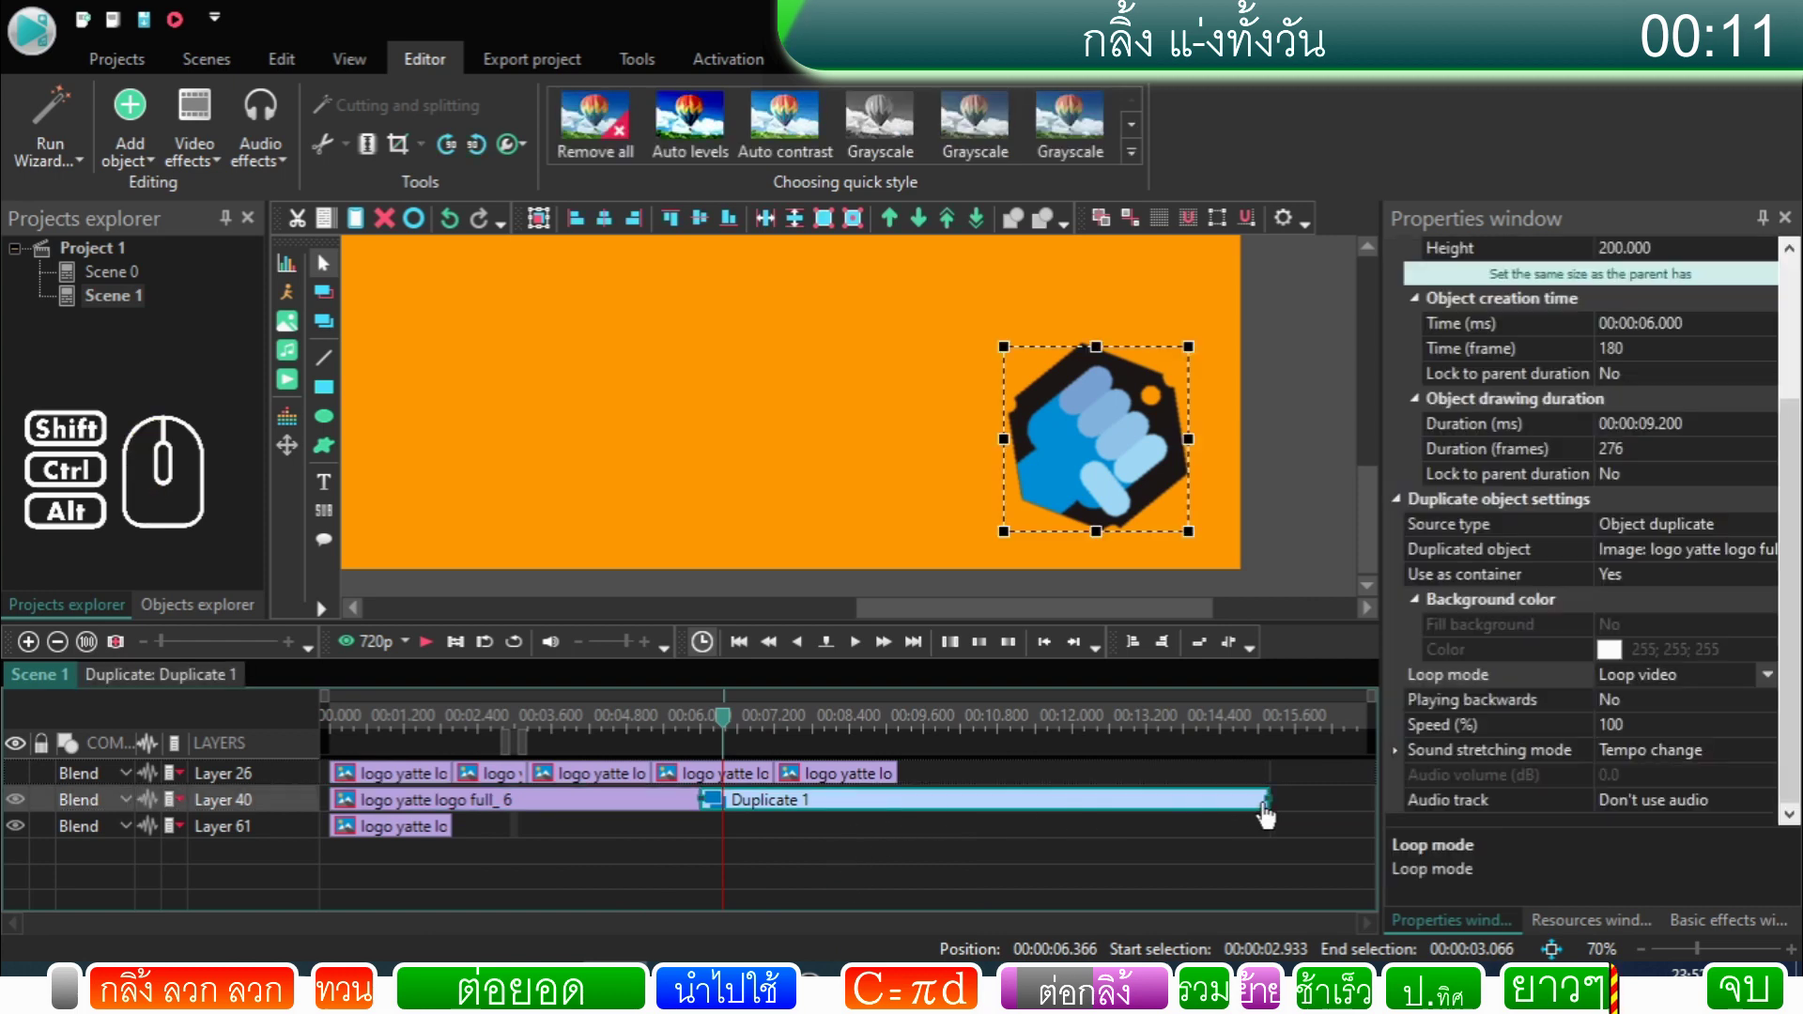
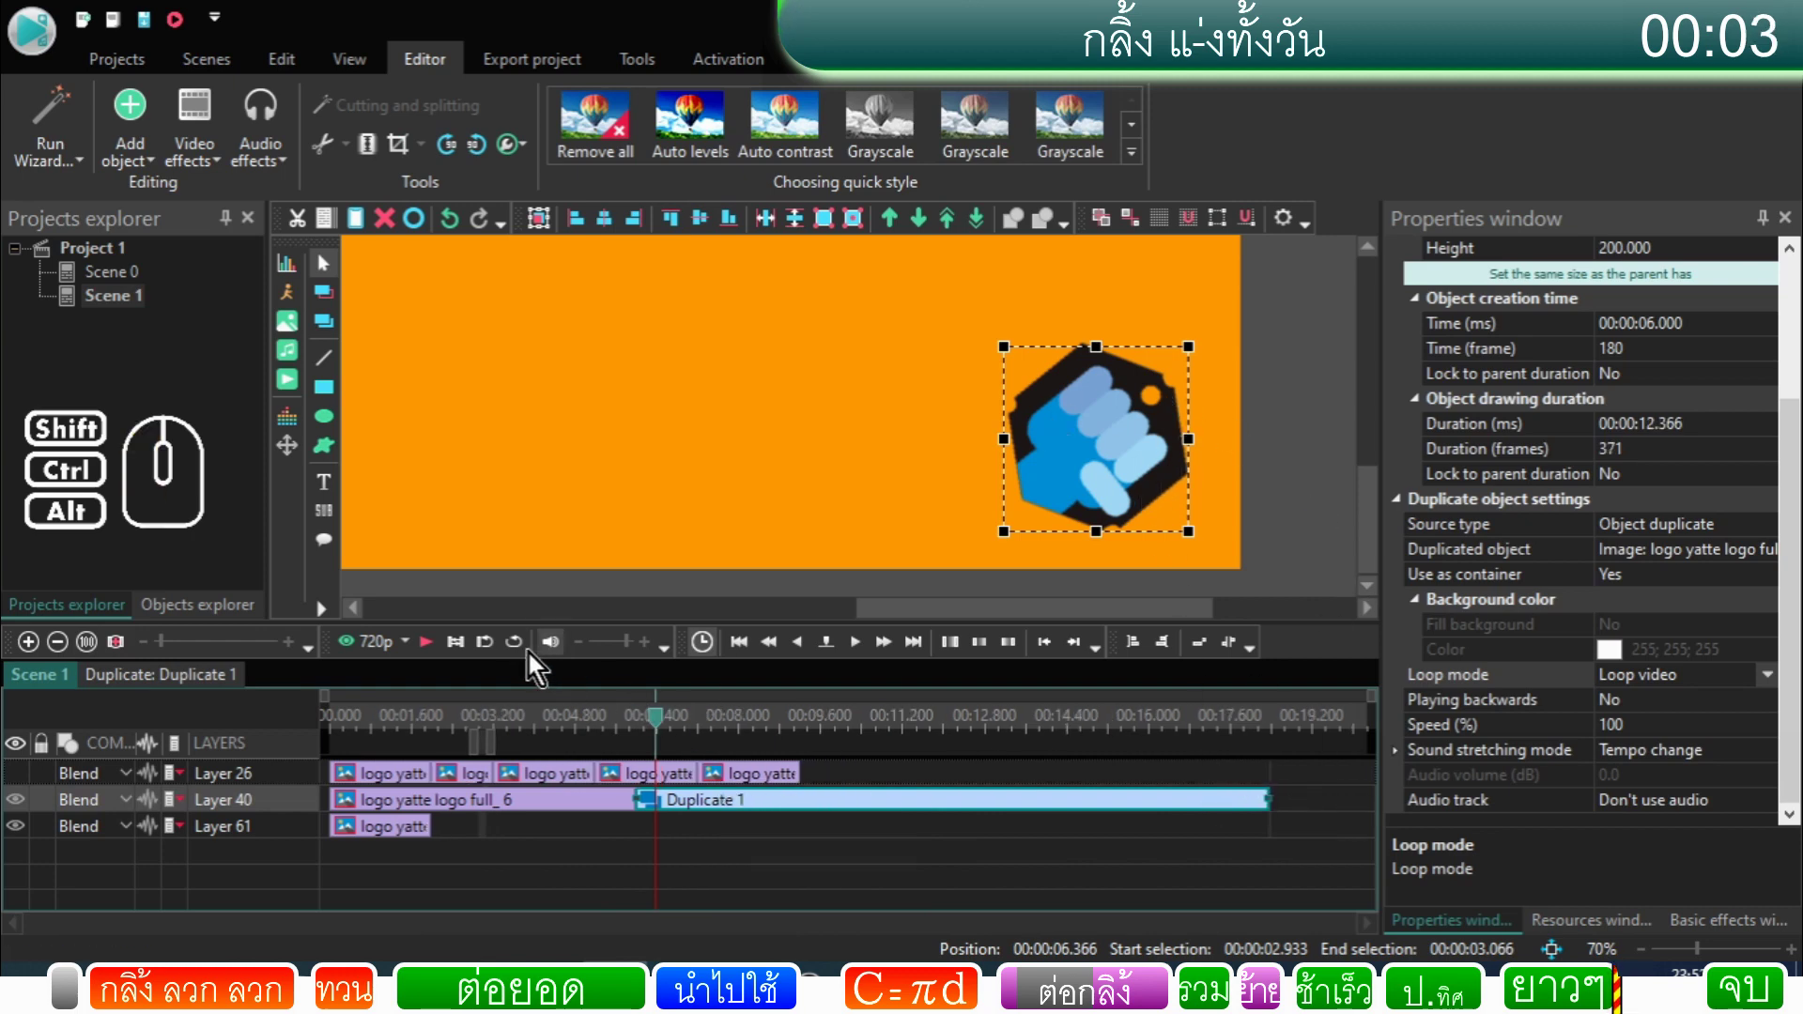
left_click(445, 654)
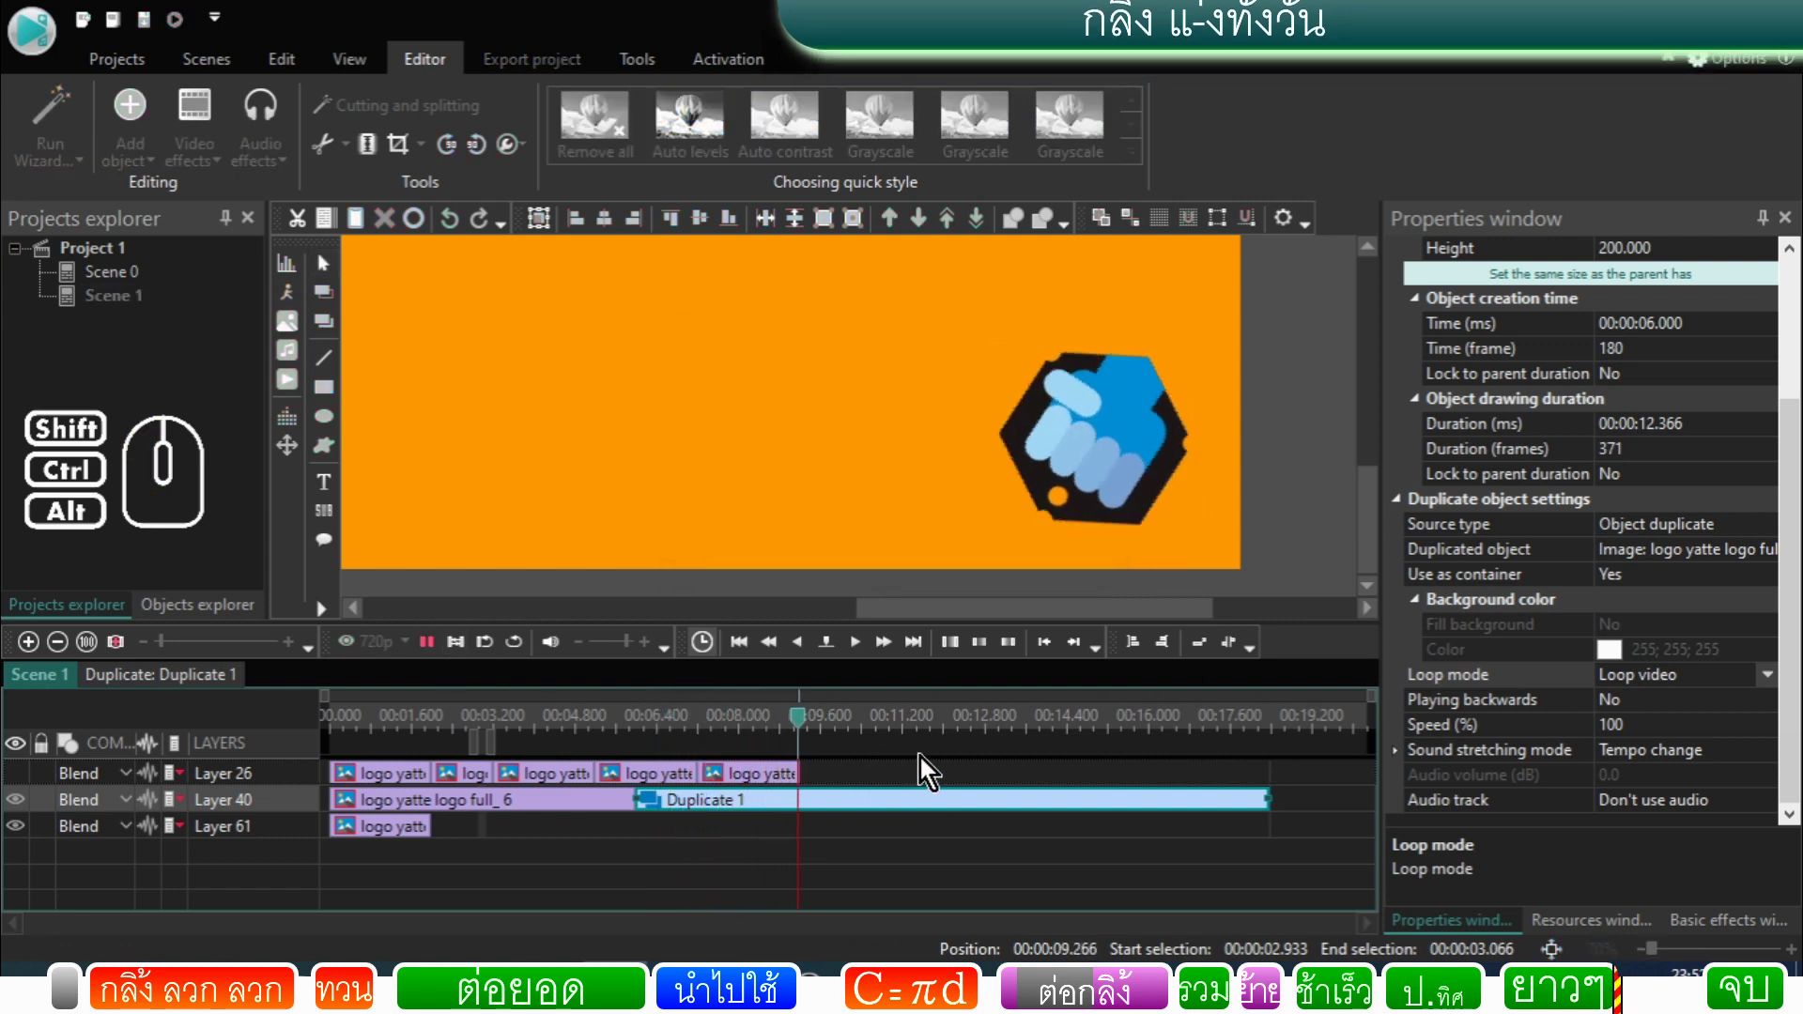
left_click(444, 660)
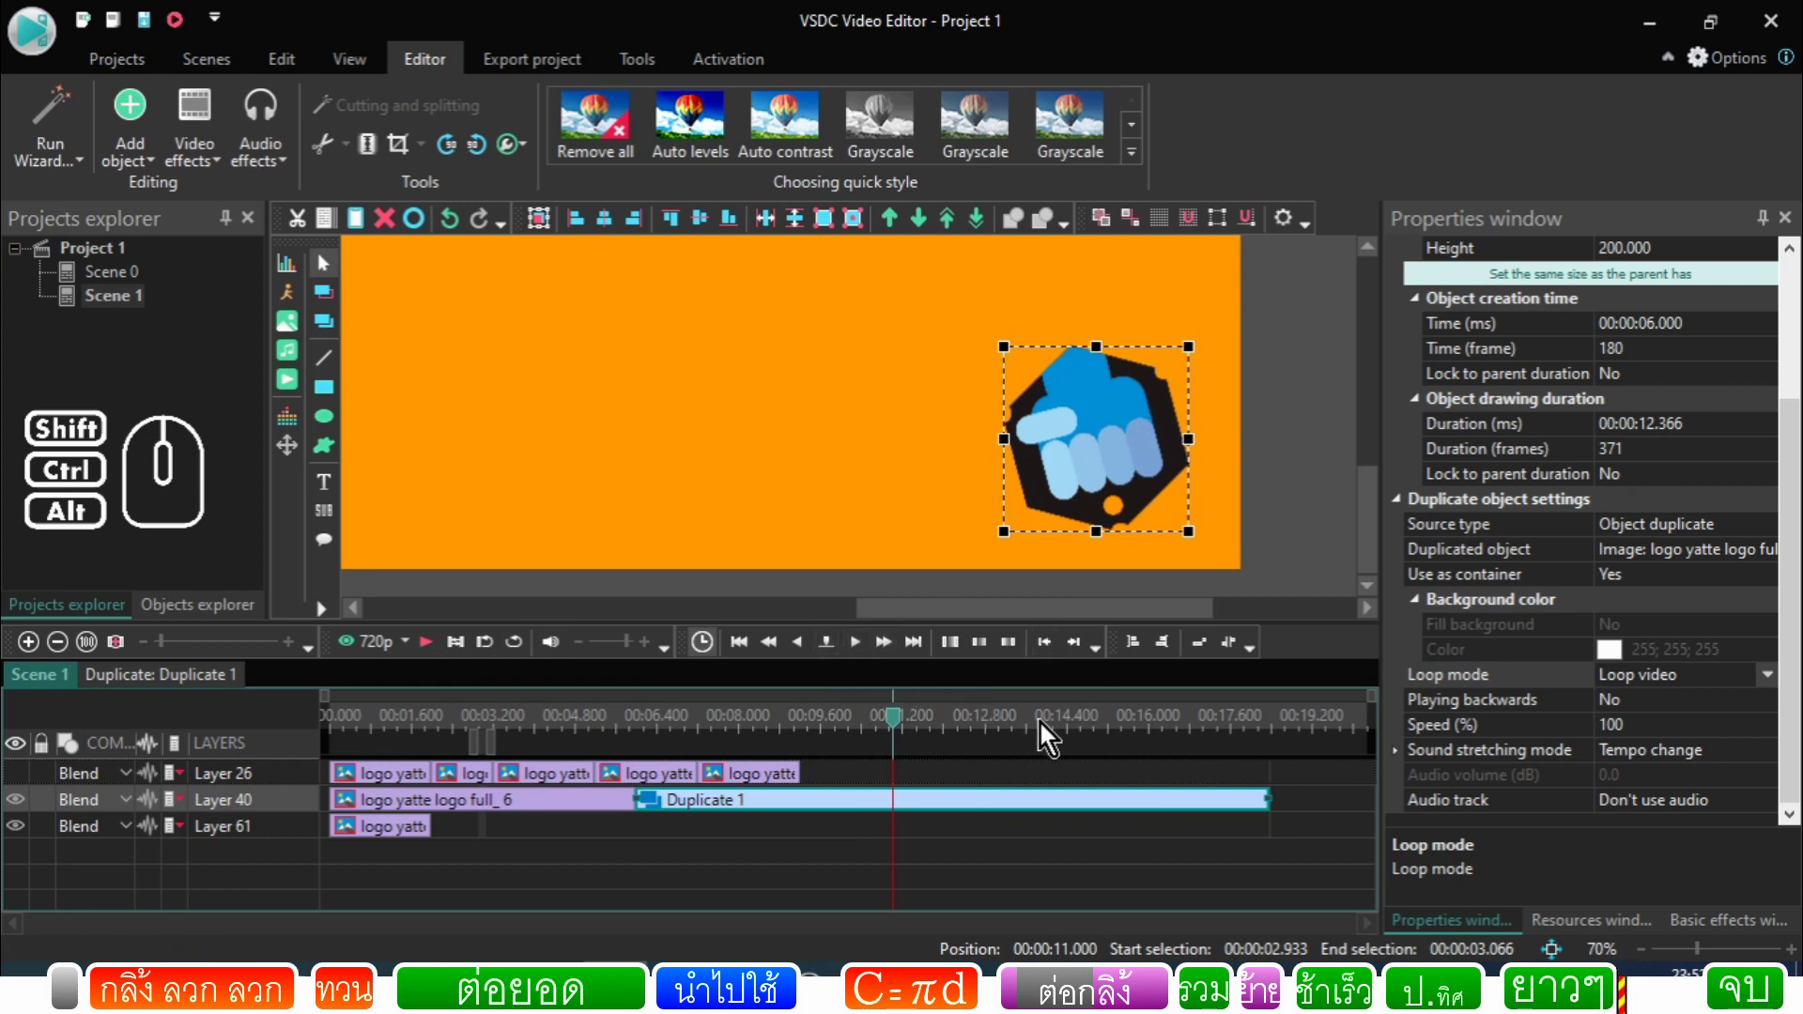
Step: Jump later along the timeline and open the bottom-layer logo full_9 clip's inner timeline
left_click(1070, 724)
left_click(1156, 723)
left_click(1185, 715)
left_click(1195, 725)
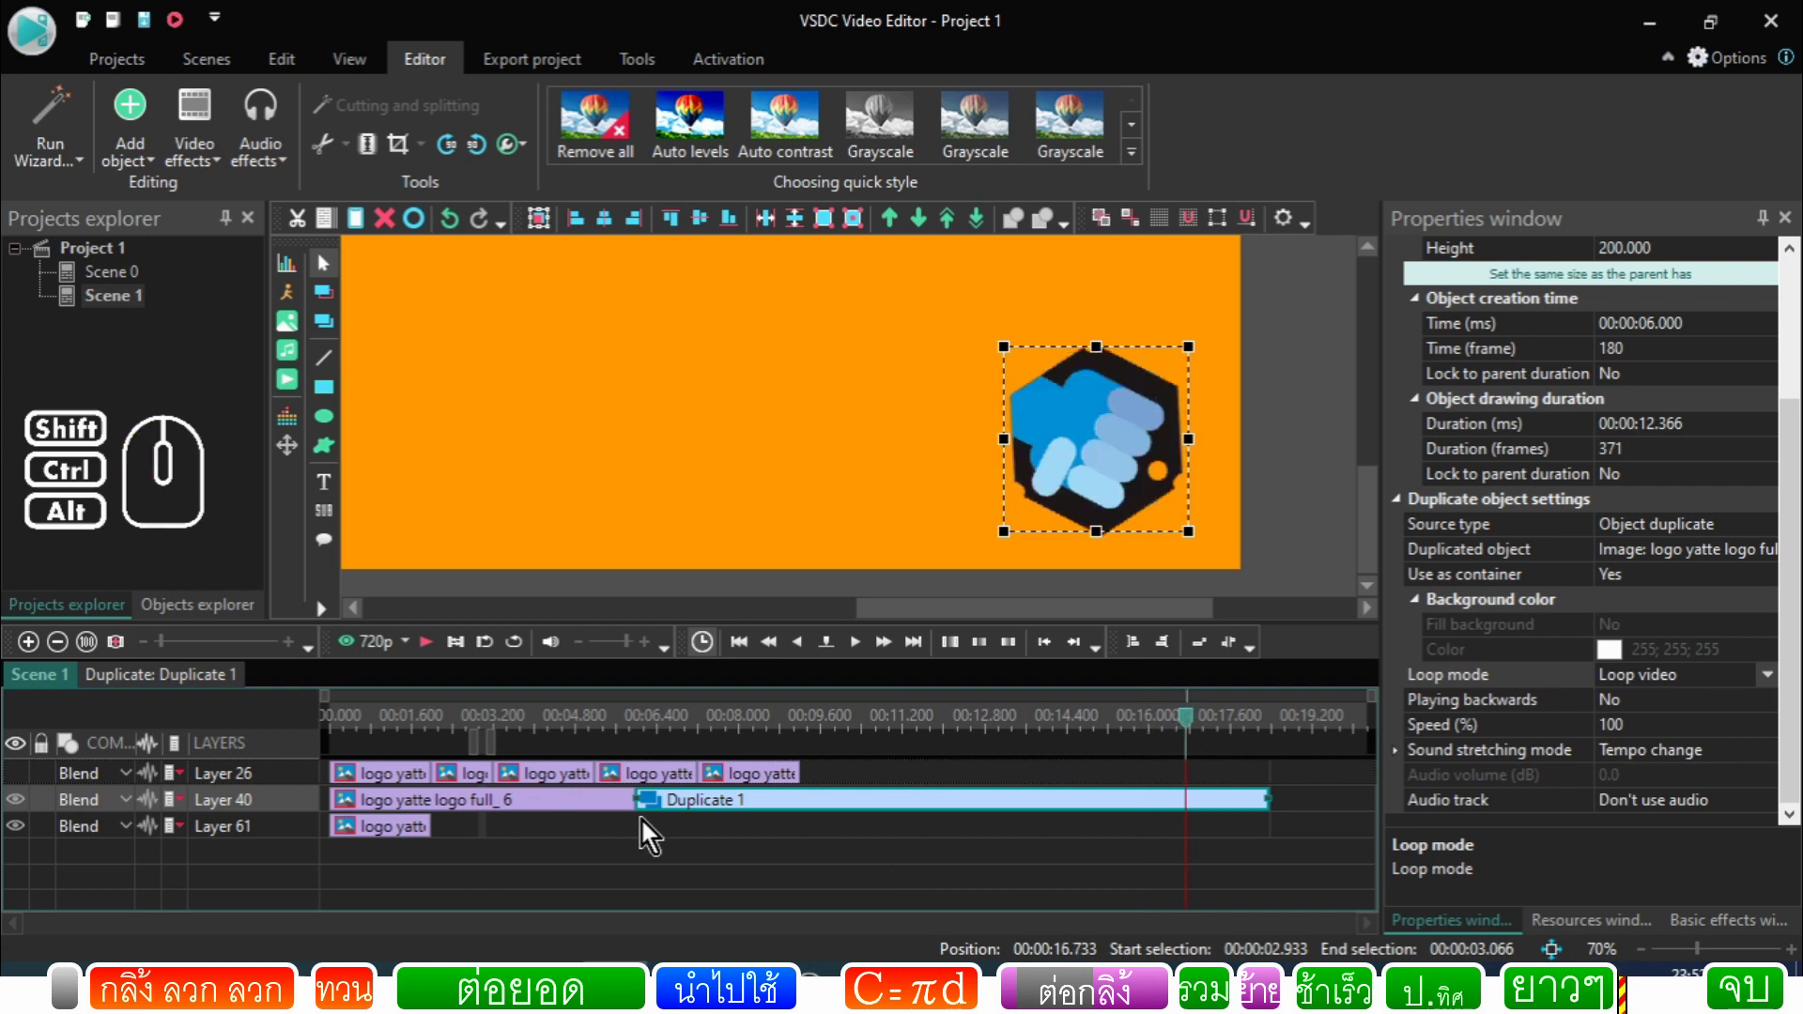
double_click(406, 839)
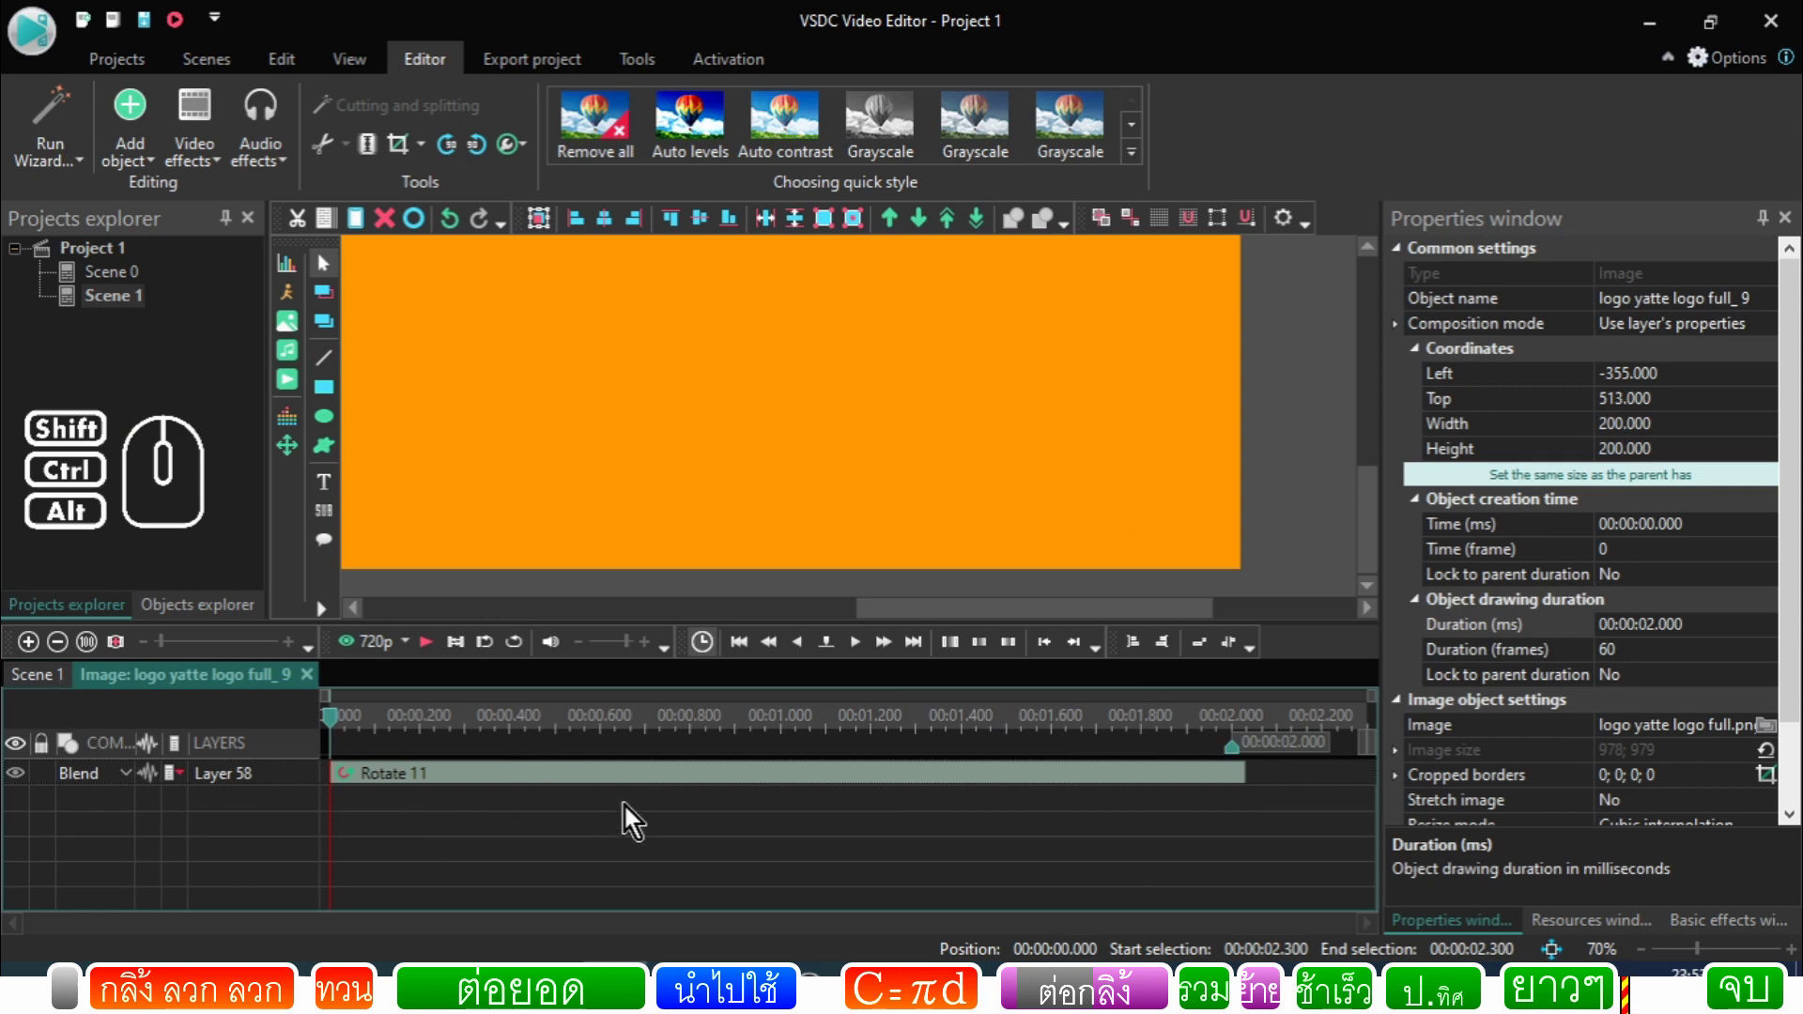
Step: Copy Line 4 and Ellipse 4 from inside the logo full_4 sprite and return to Scene 1
left_click(51, 686)
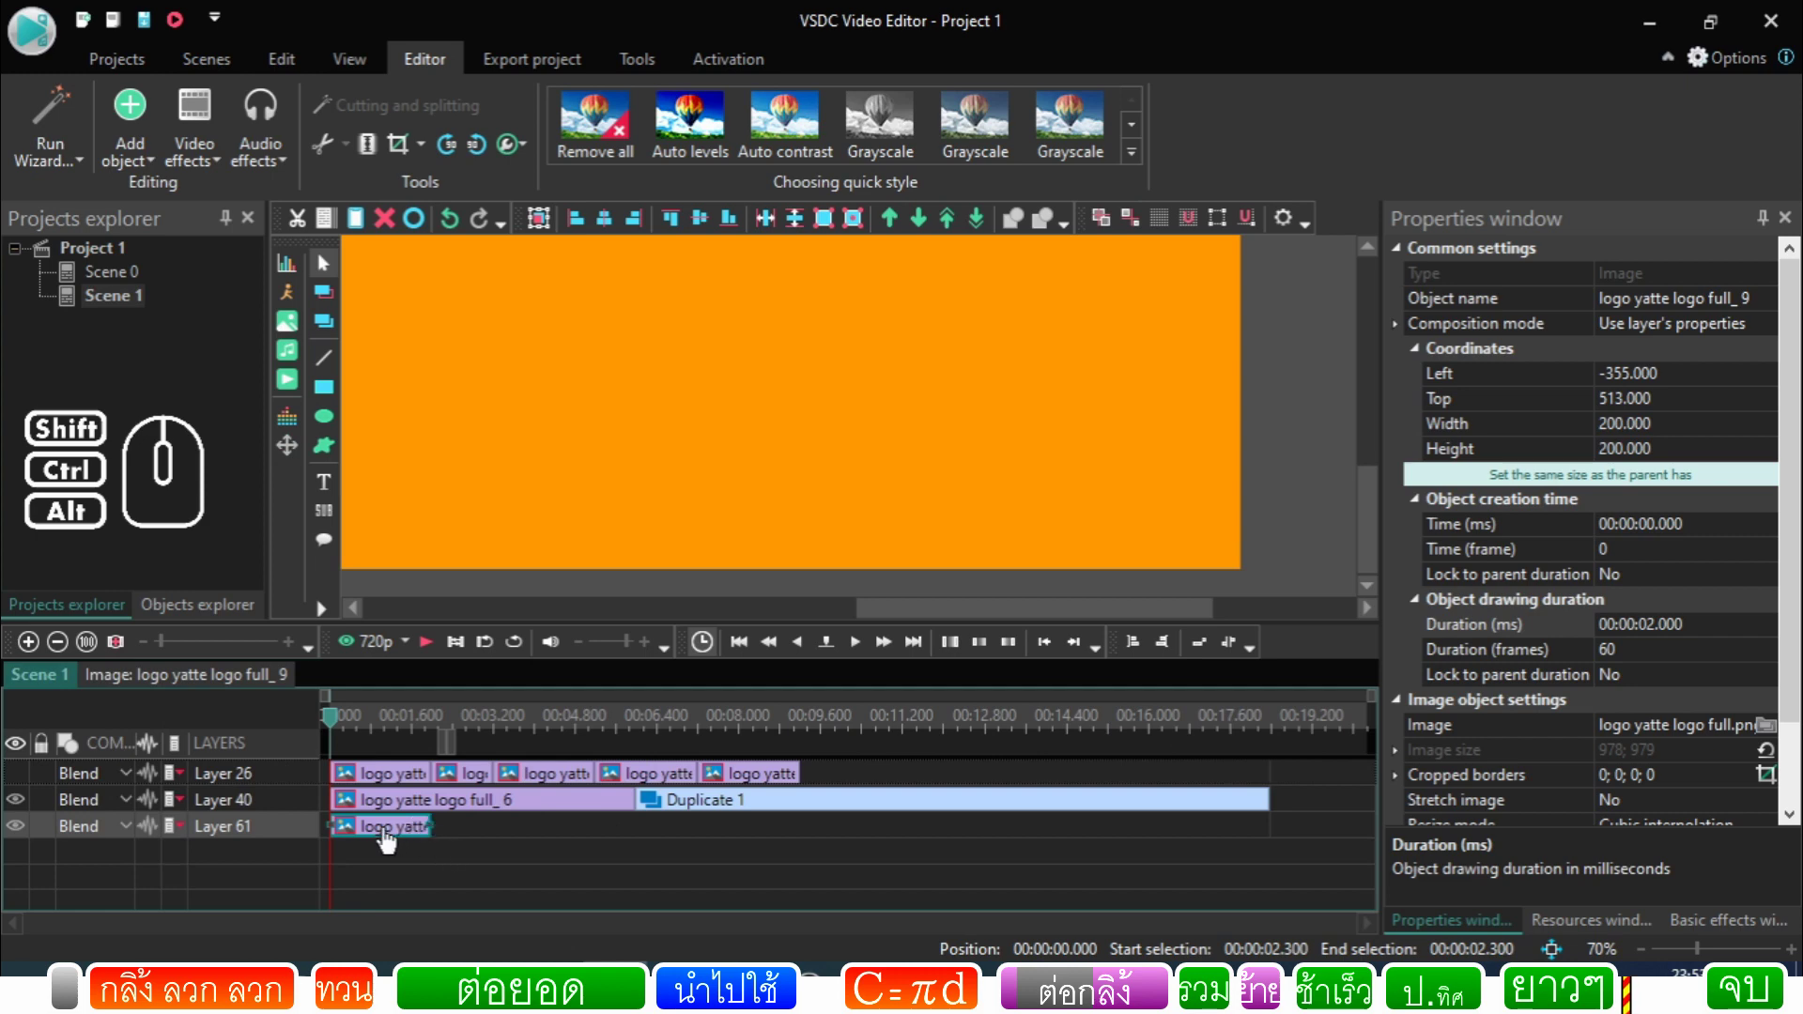
double_click(393, 841)
left_click(43, 685)
double_click(377, 783)
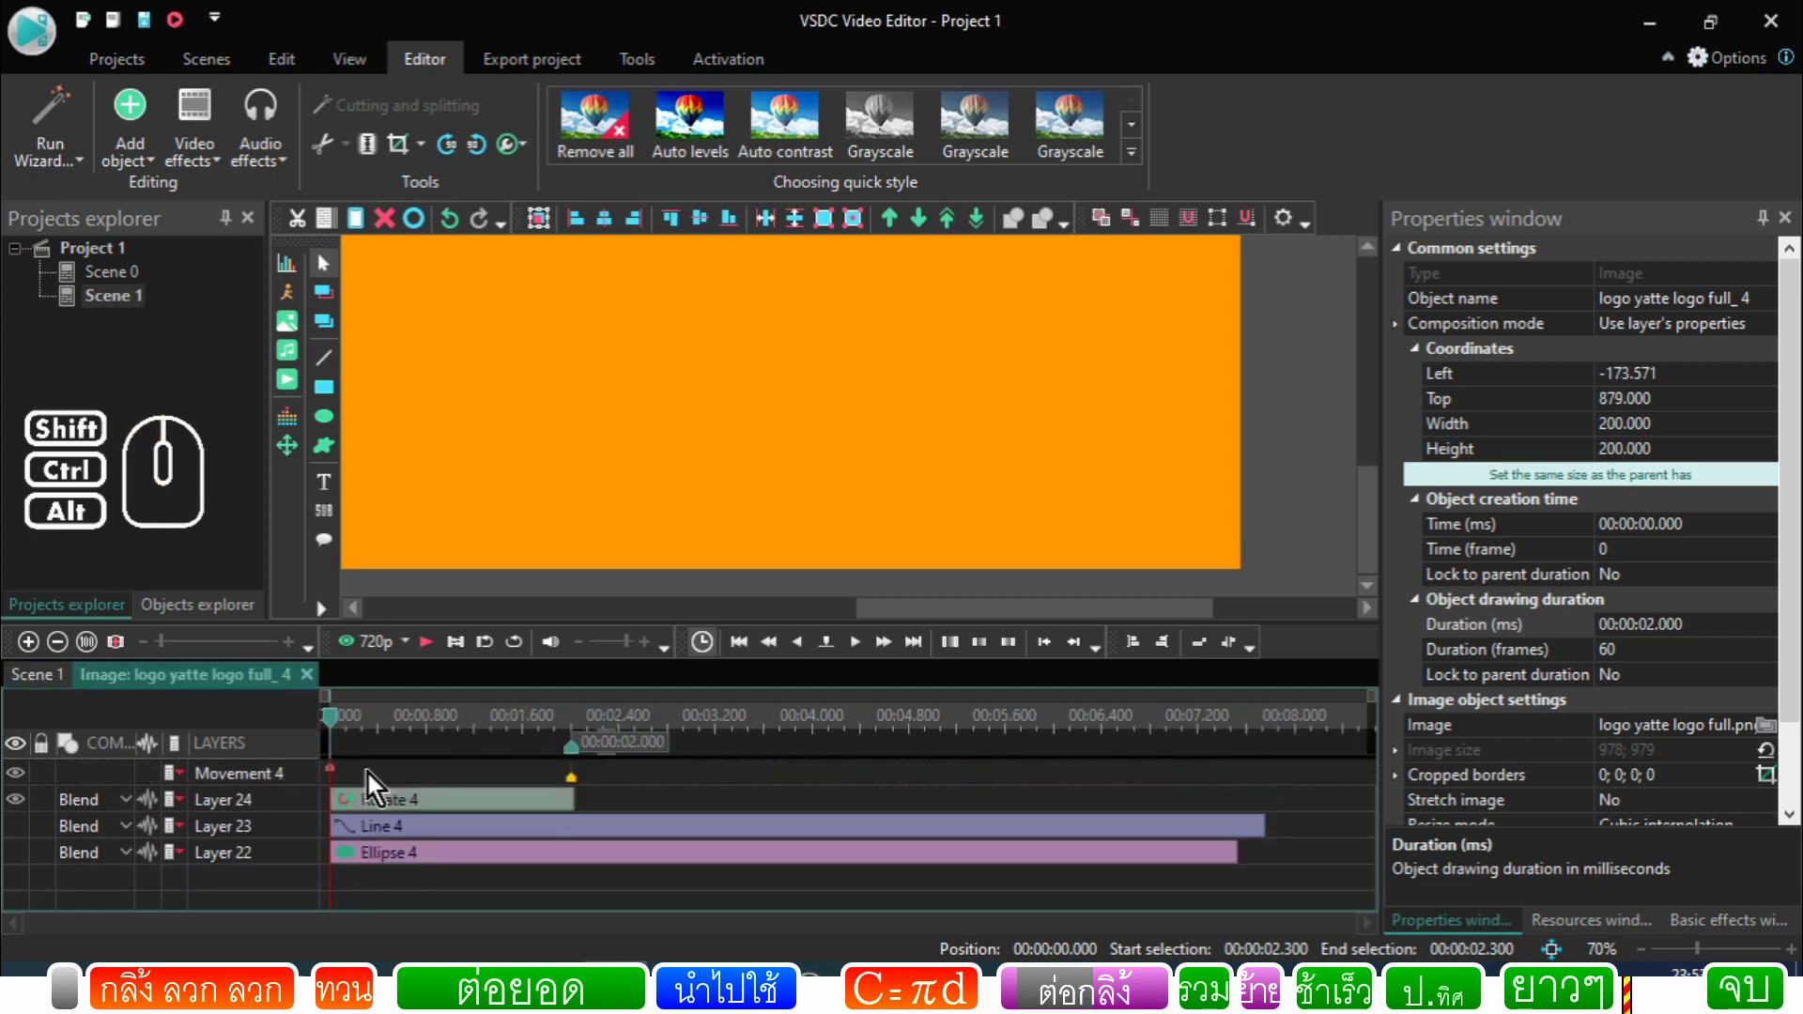
left_click(390, 846)
left_click(389, 863)
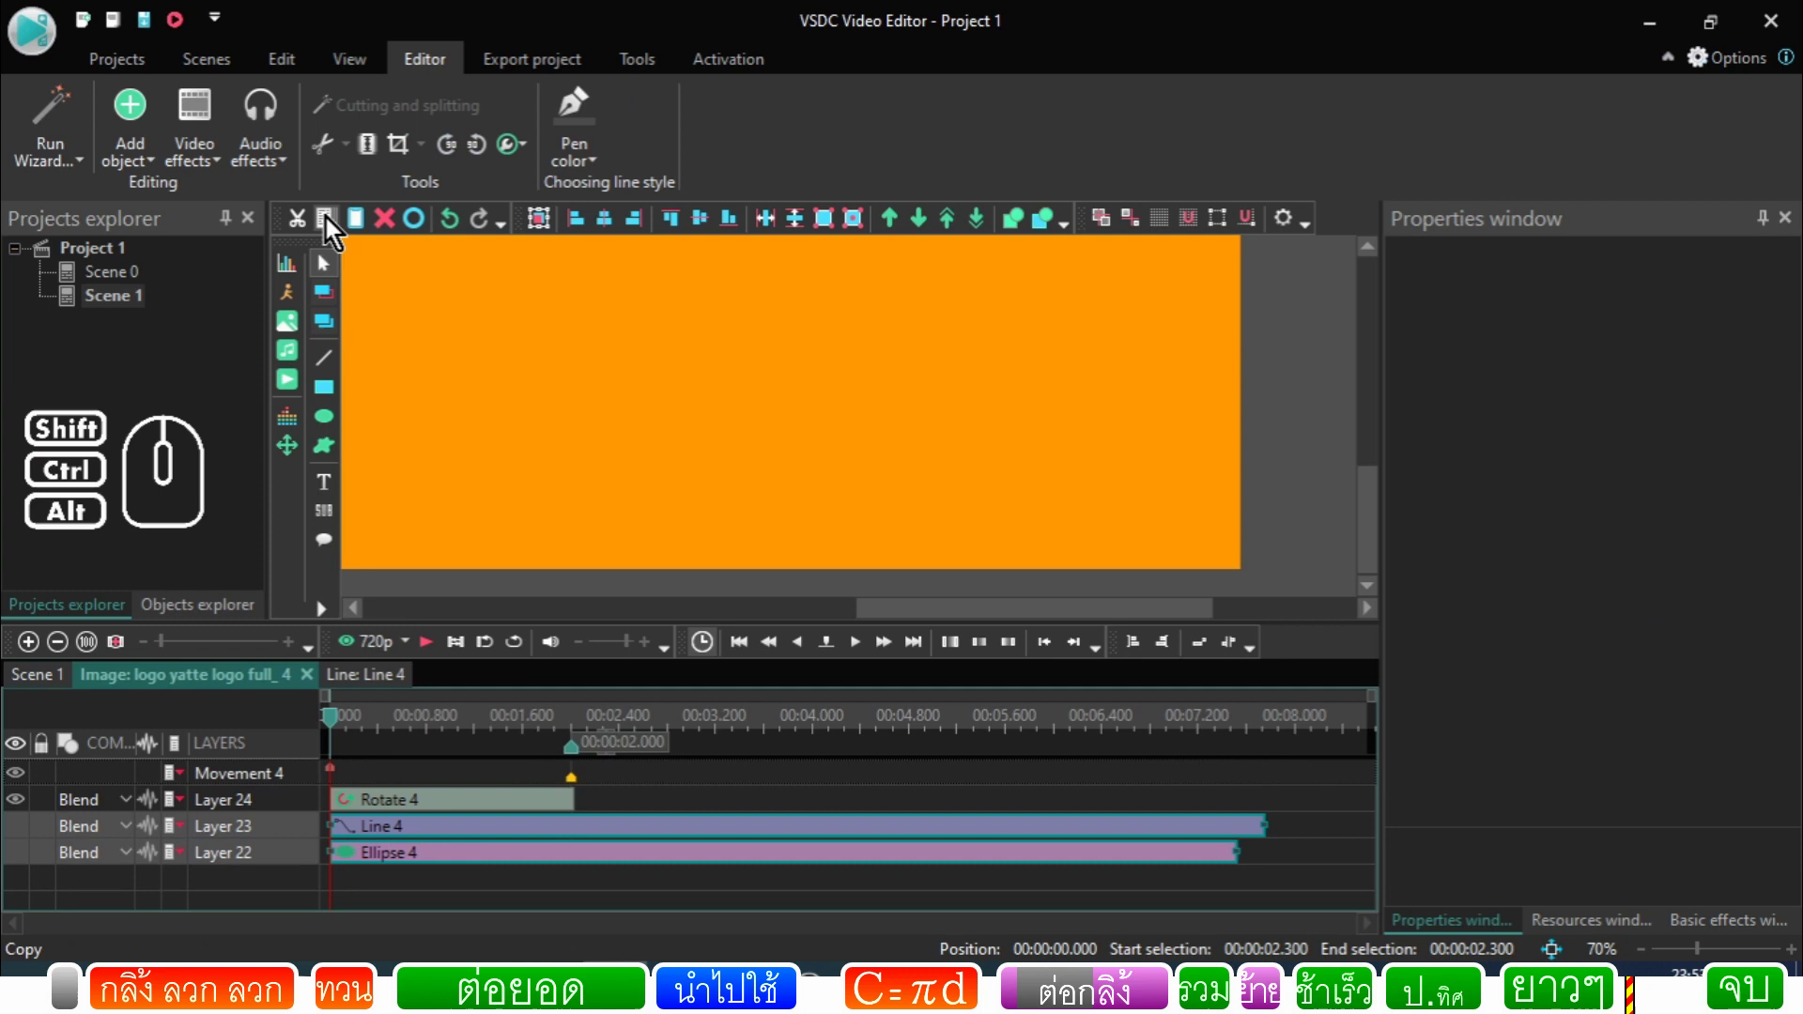
left_click(330, 226)
left_click(37, 676)
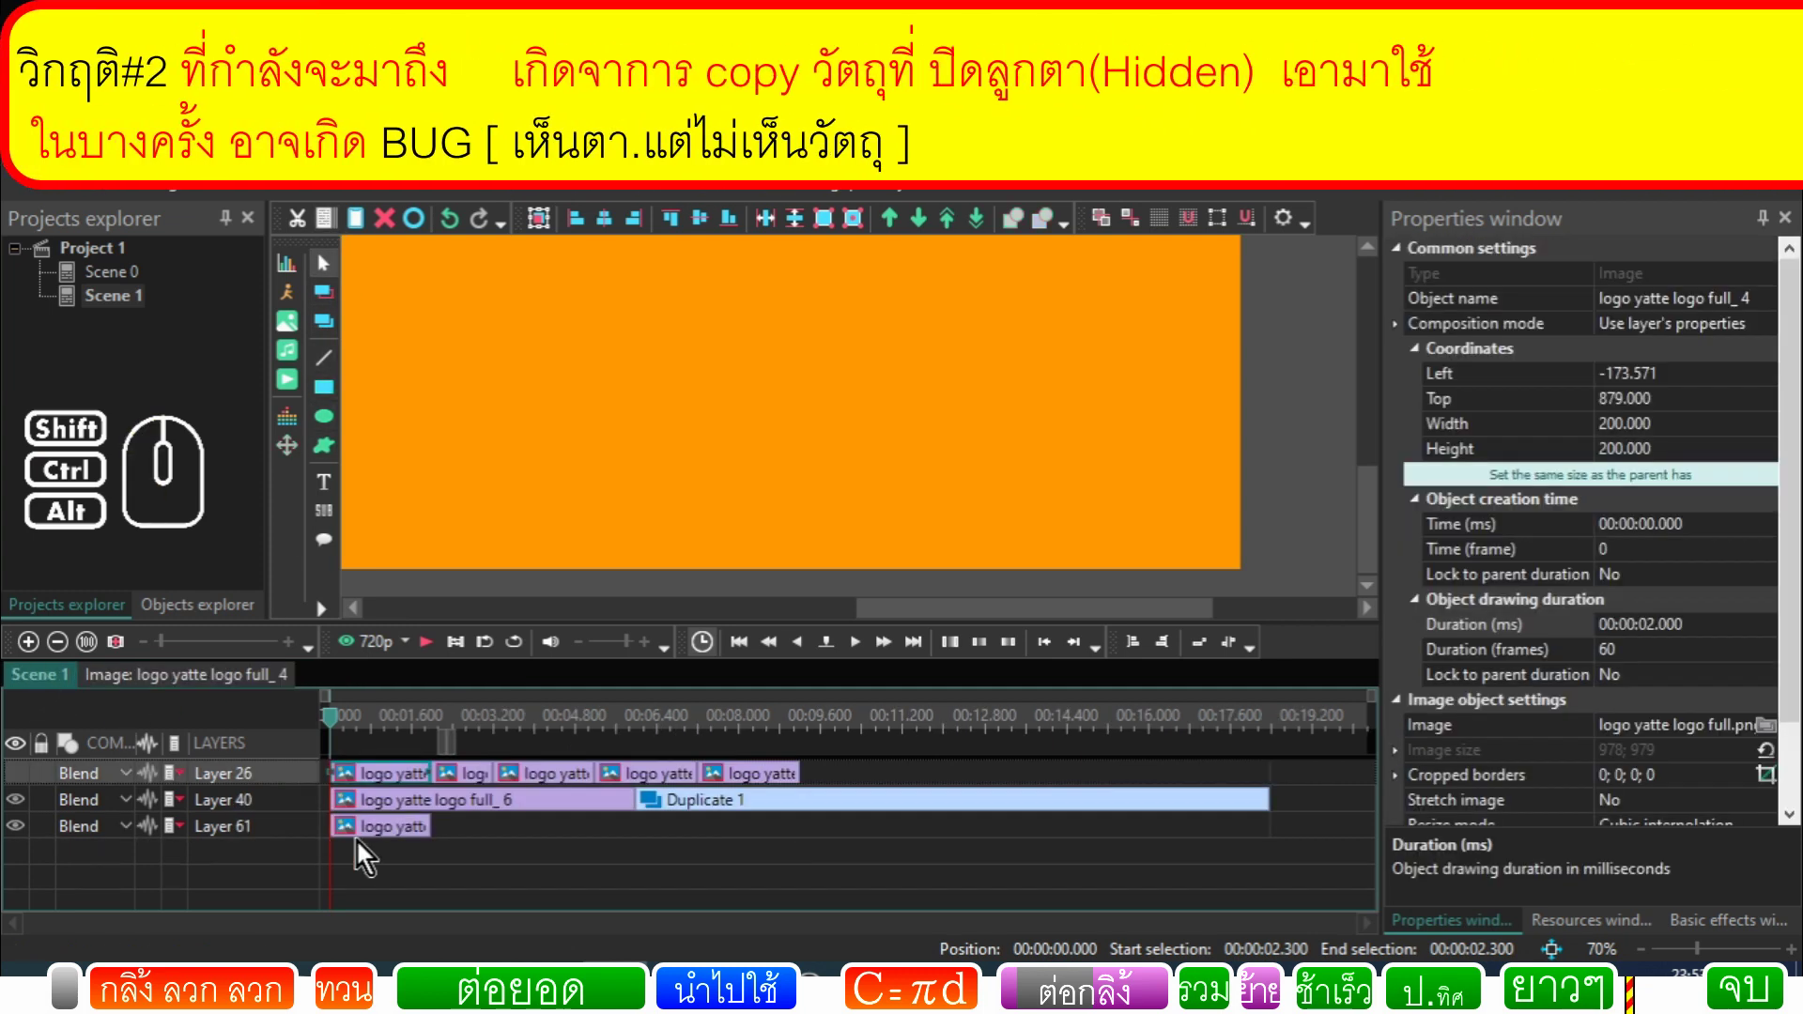
Step: Paste Line 10 and Ellipse 10 into logo full_9 with Rotate 11 kept on the top layer
left_click(365, 842)
left_click(366, 841)
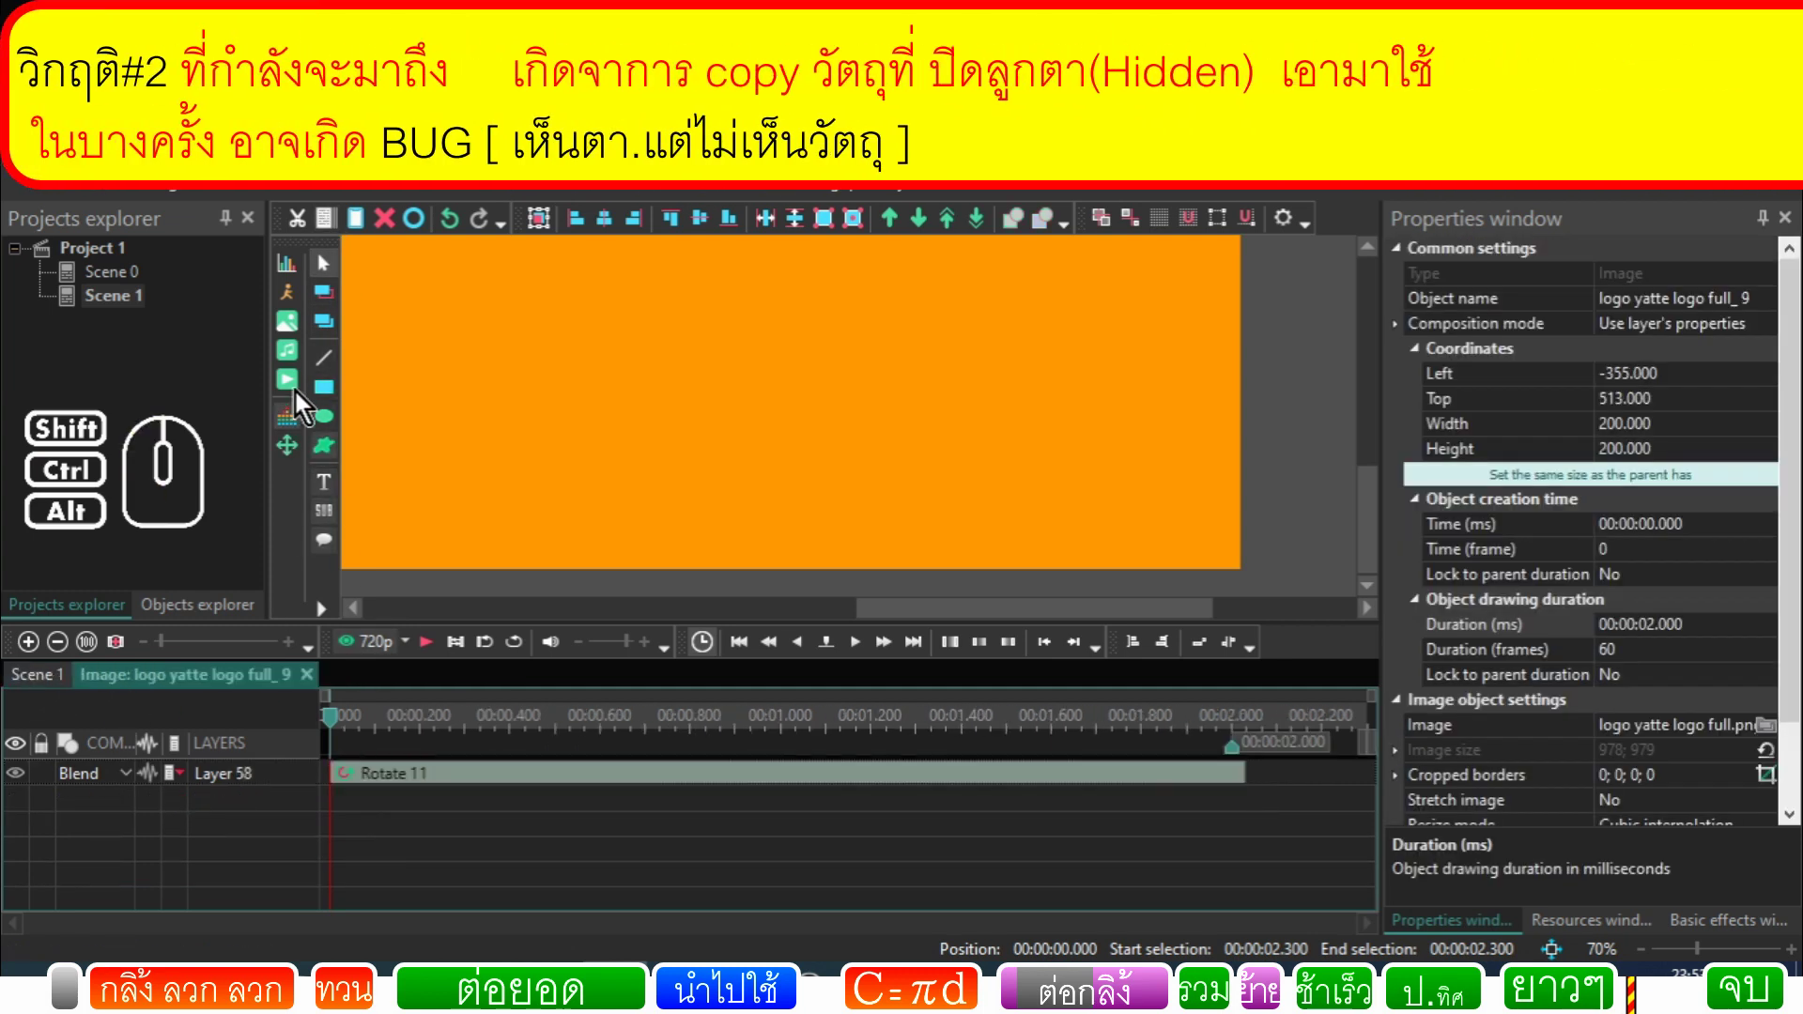
left_click(364, 234)
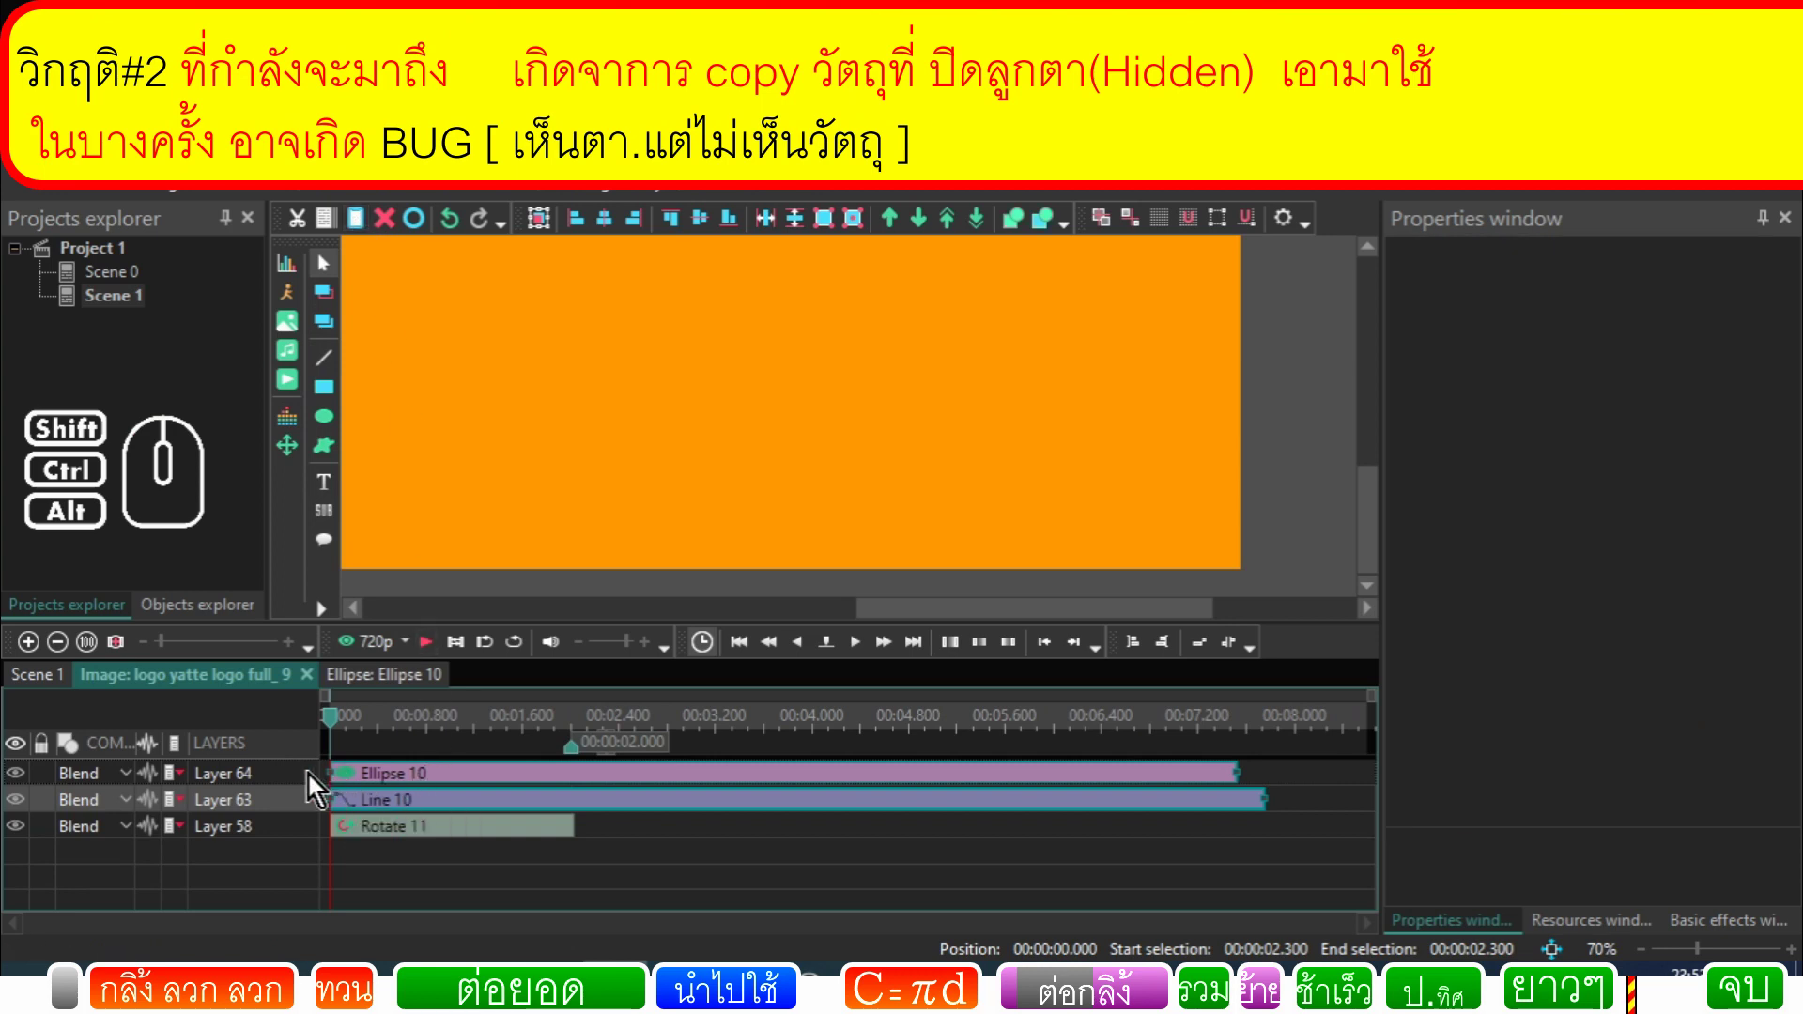
left_click_drag(315, 784, 299, 852)
left_click_drag(308, 784, 309, 829)
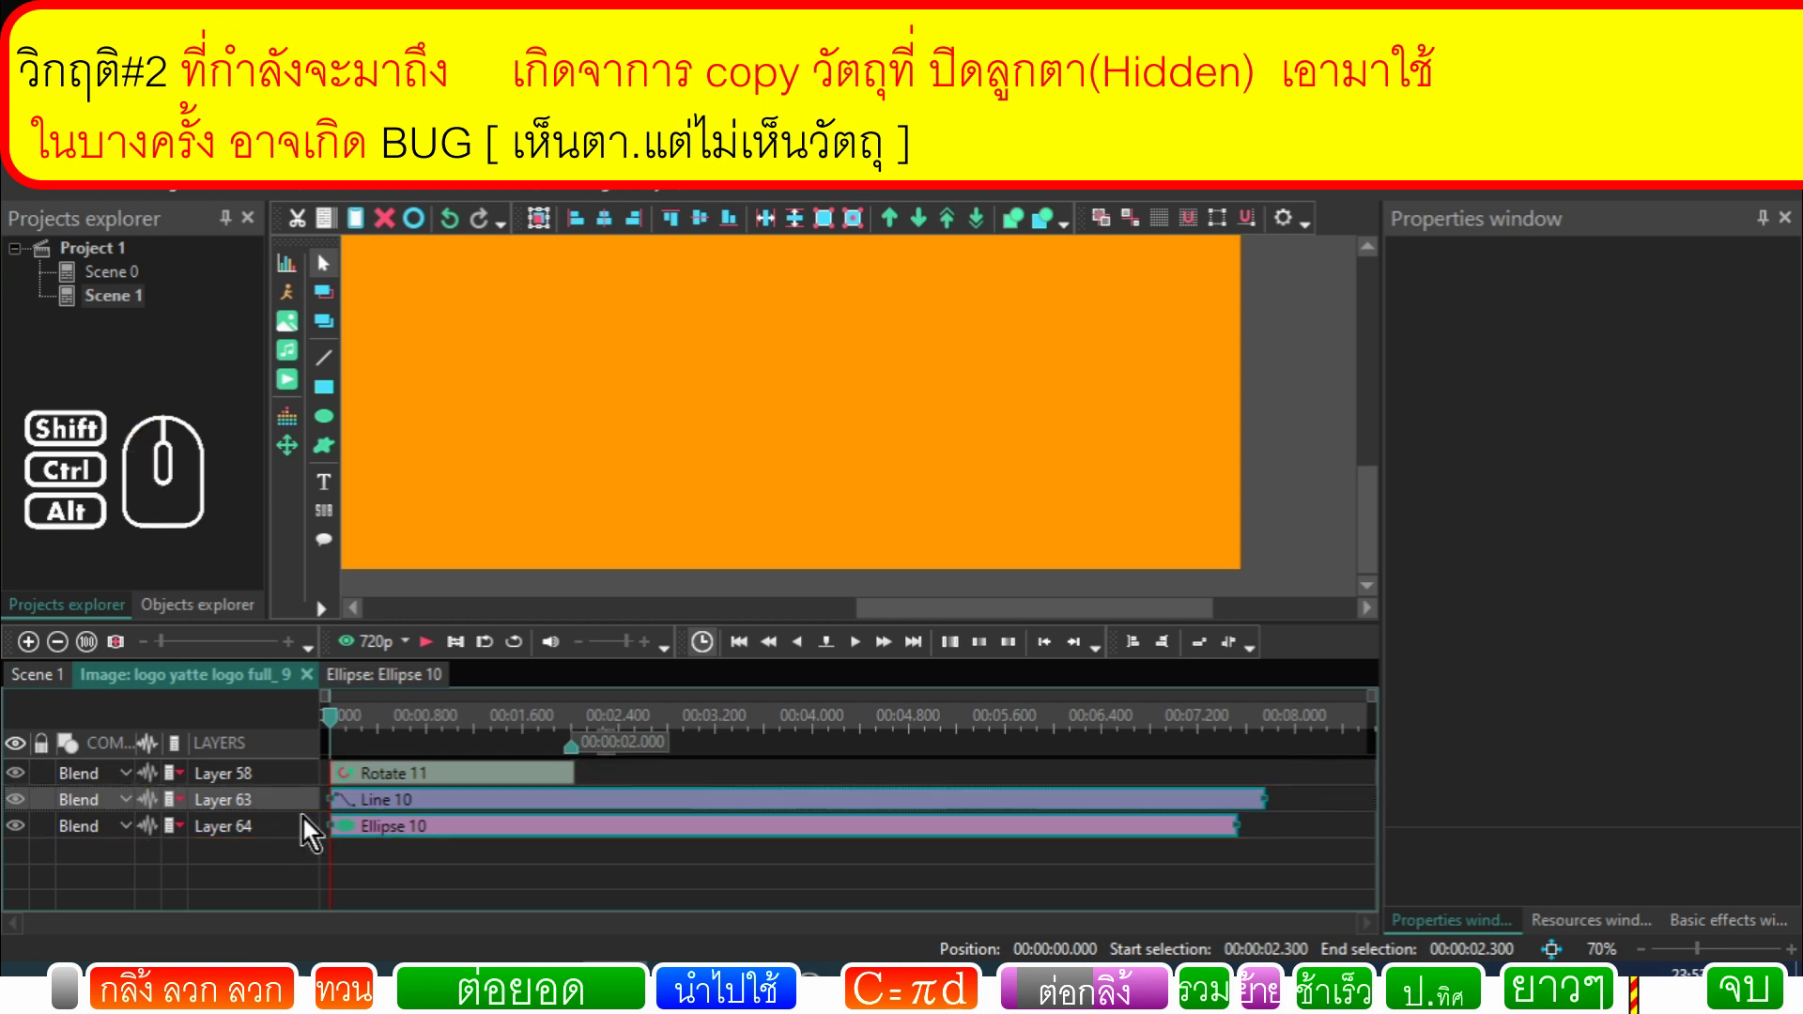
Step: Scrub through the logo full_9 sprite's opening animation to check the pasted layers
left_click(413, 739)
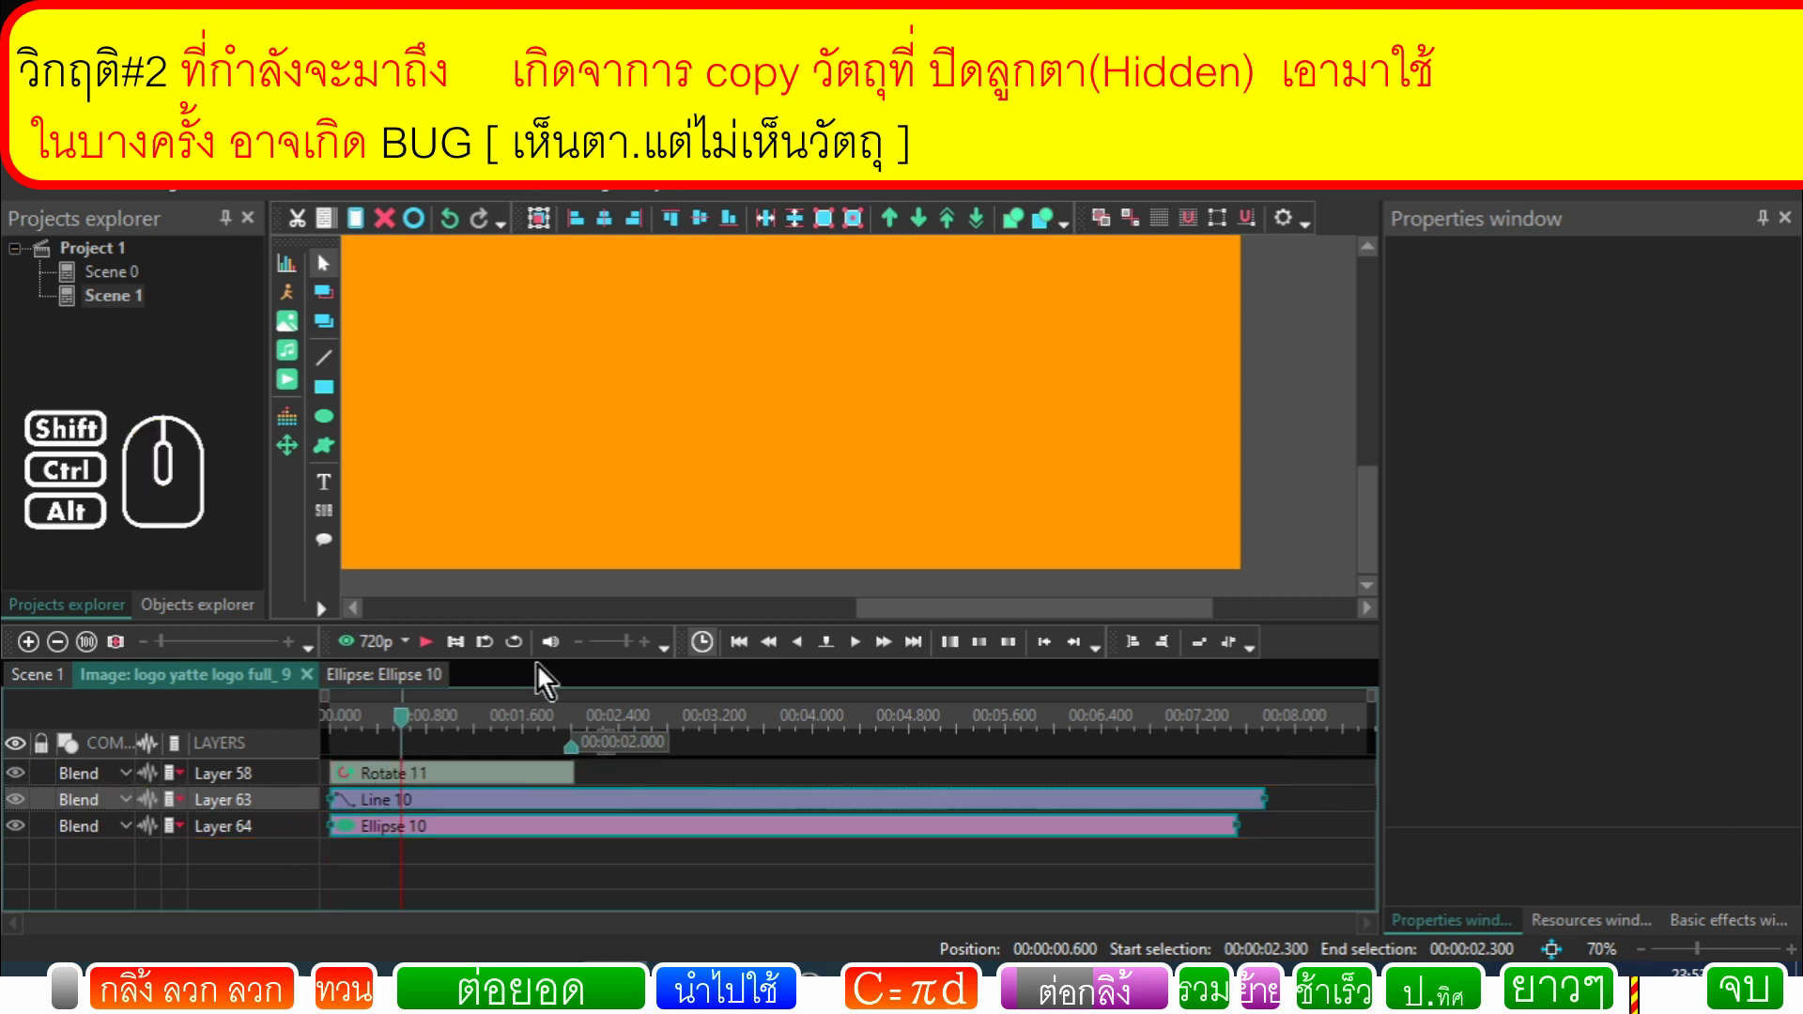
left_click_drag(892, 613, 380, 642)
left_click_drag(1375, 500, 1388, 427)
left_click(426, 729)
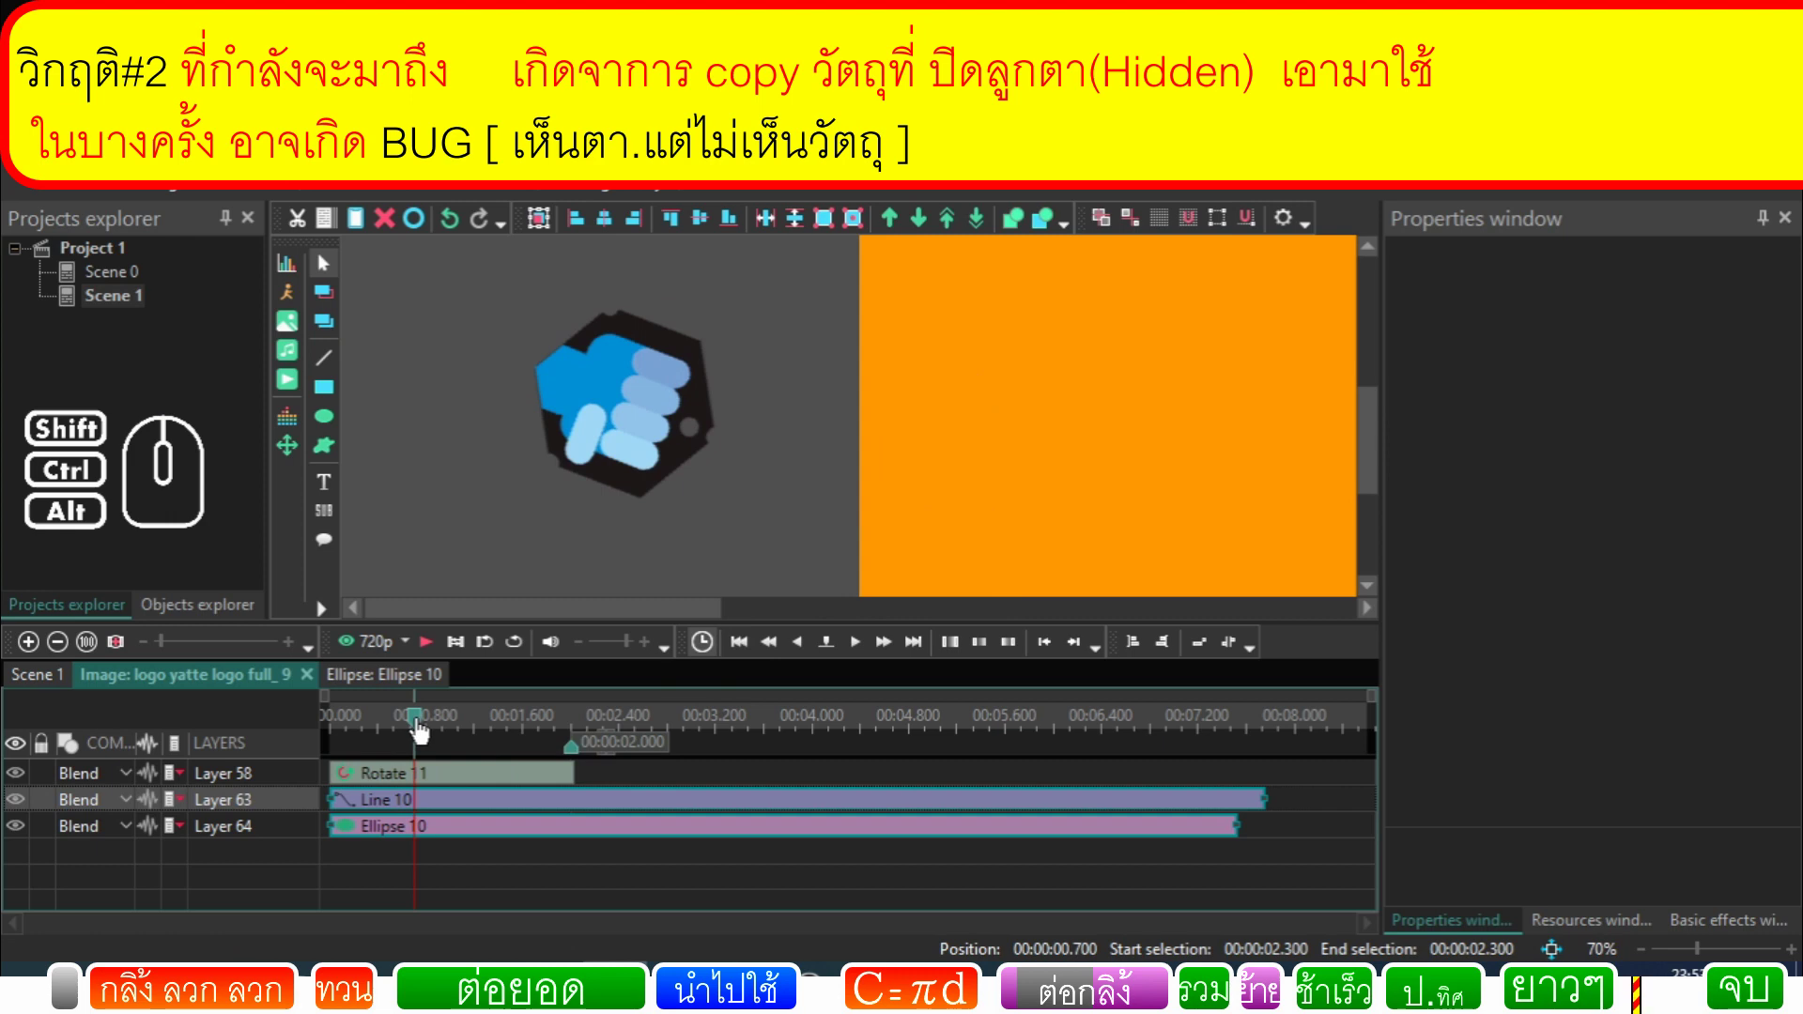
Step: Reopen the last logo sprite's timeline and inspect its Line 10 object
left_click(47, 680)
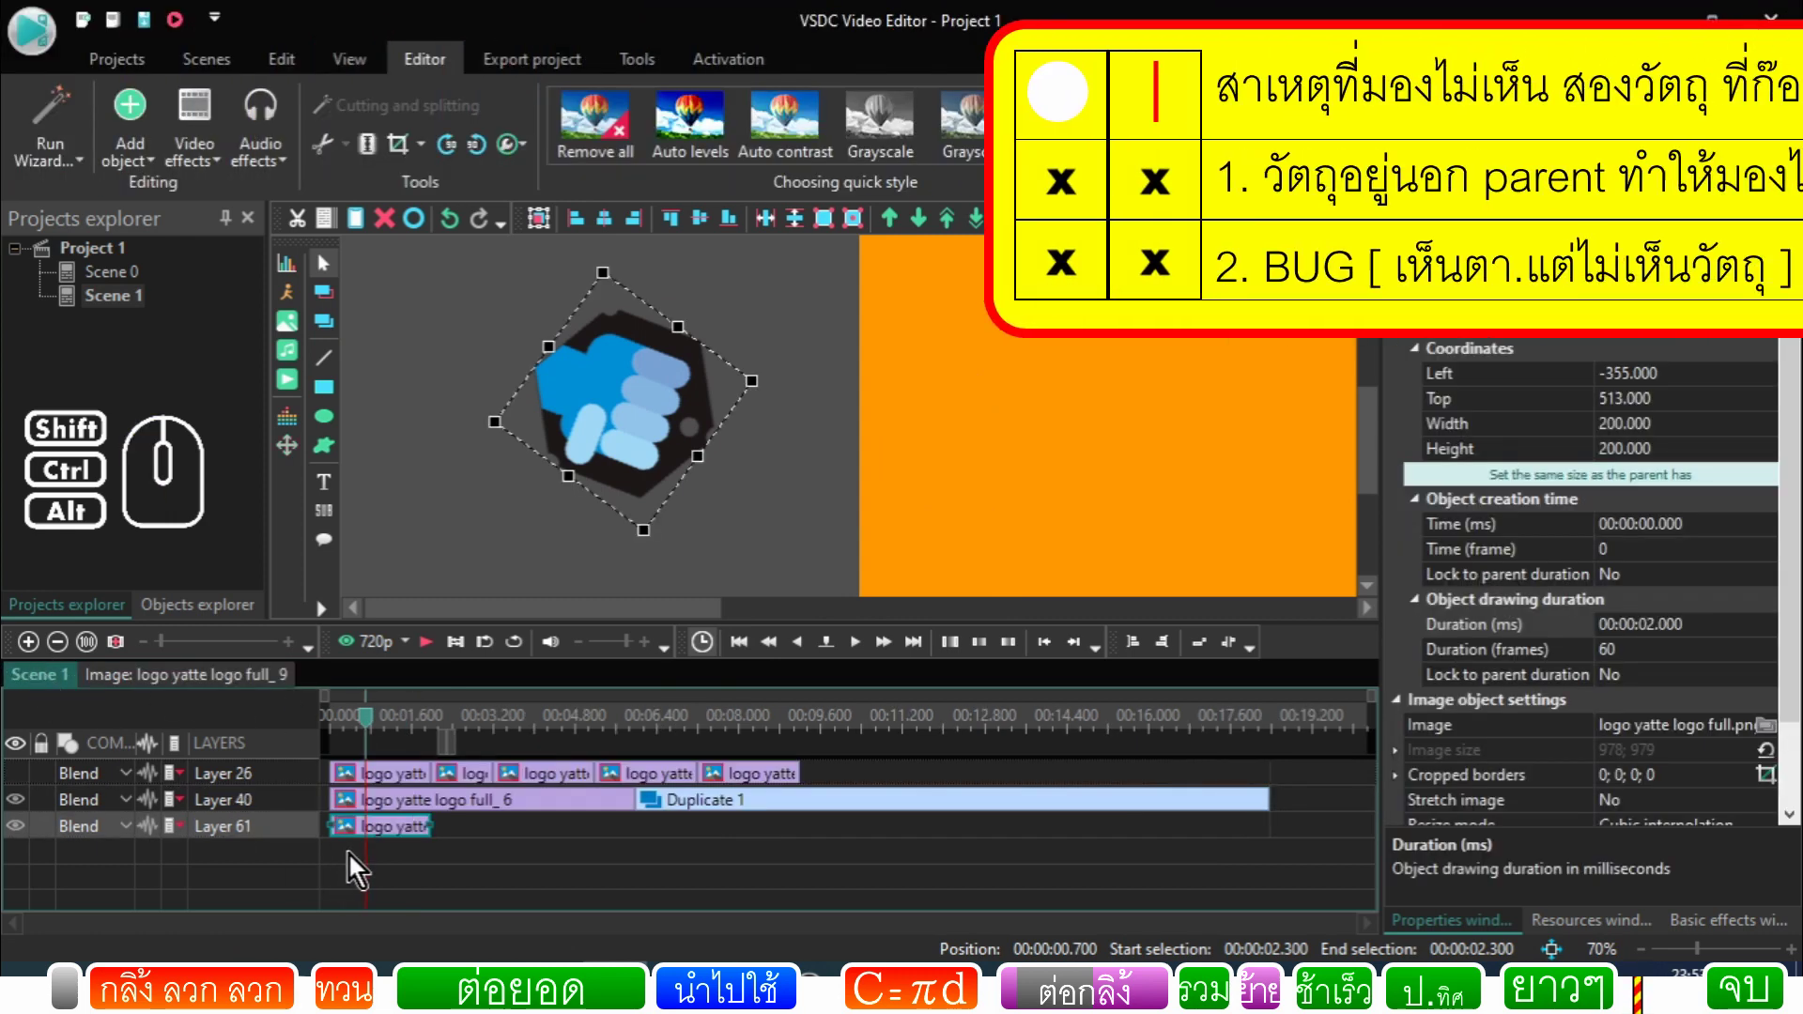
left_click(653, 444)
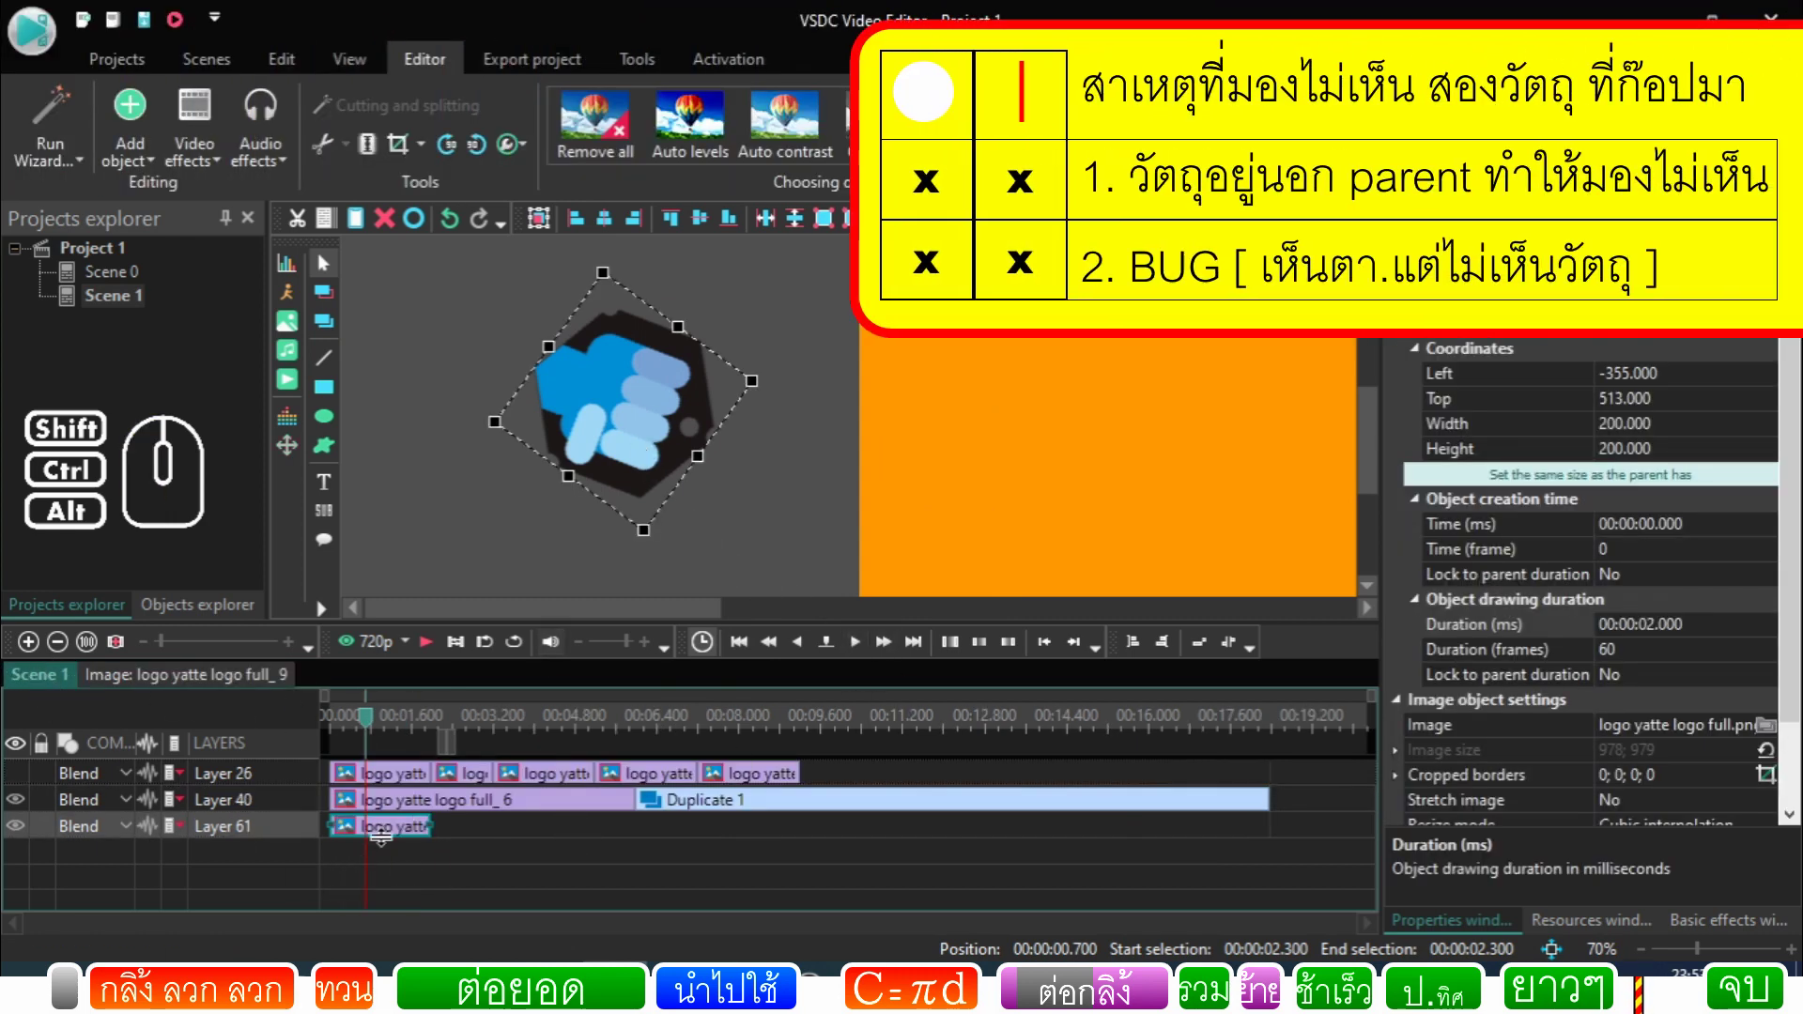
double_click(383, 844)
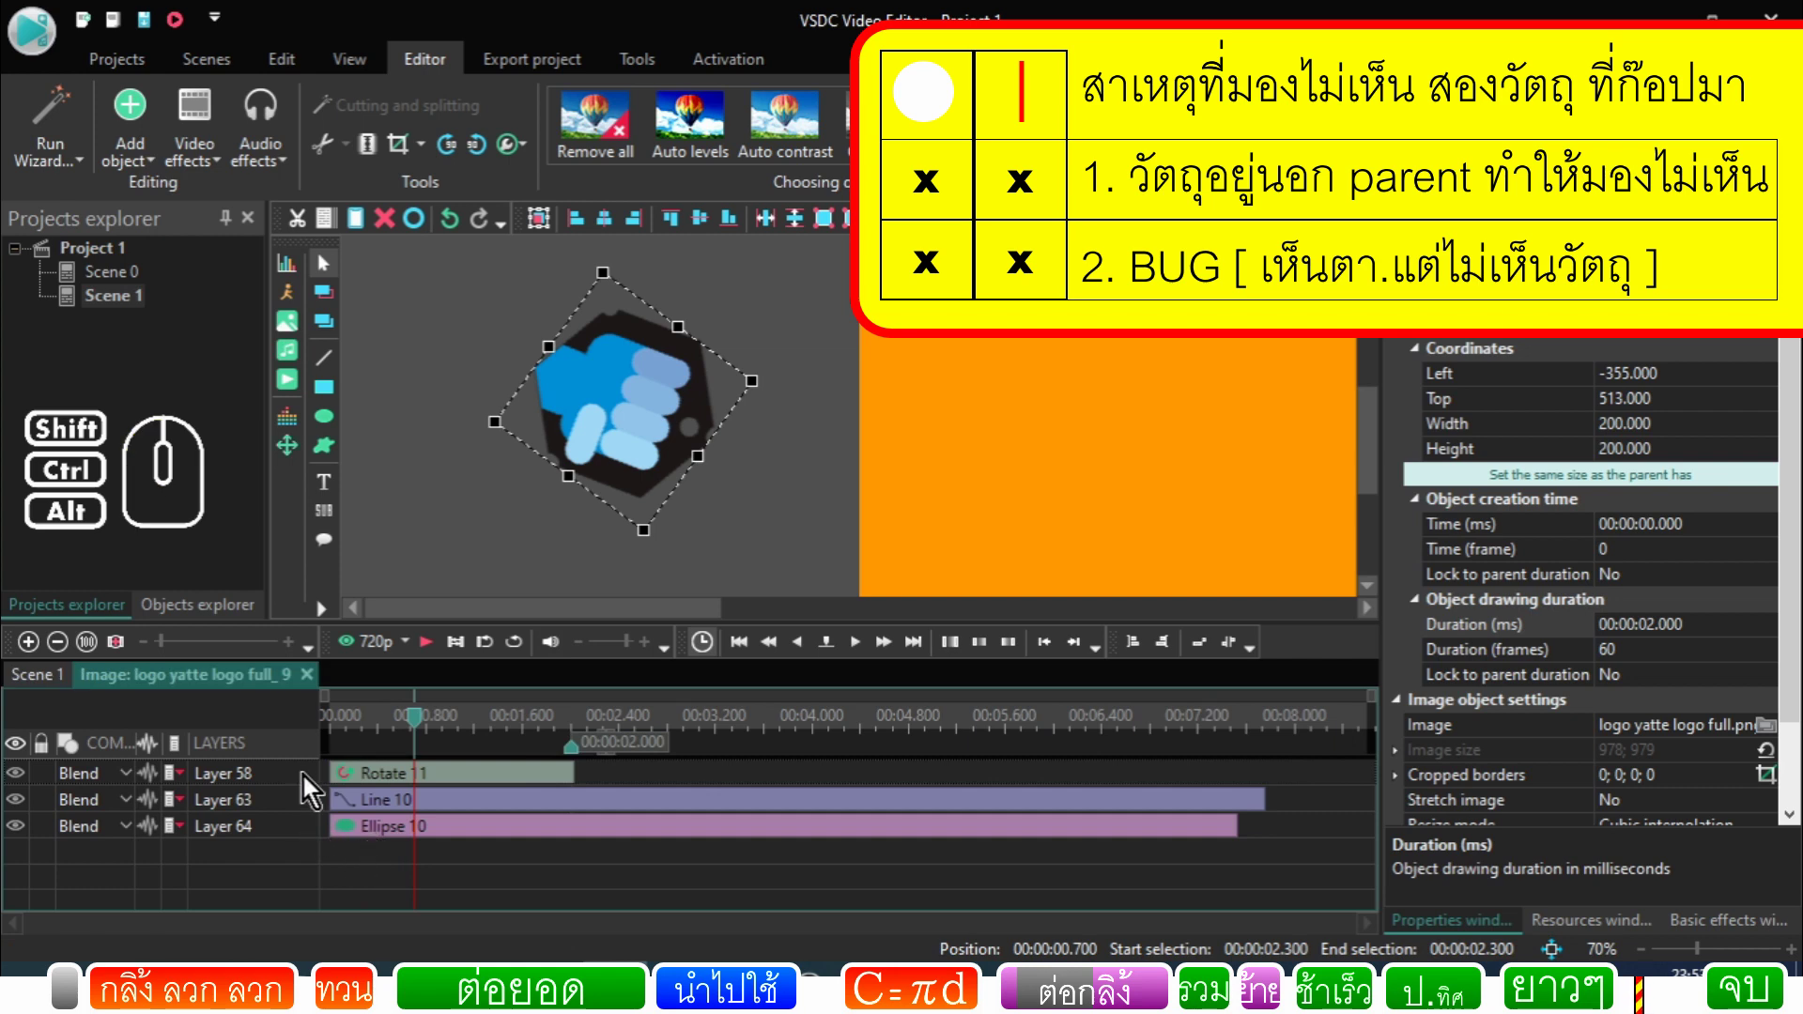
left_click(312, 783)
left_click_drag(308, 784, 316, 791)
left_click(380, 805)
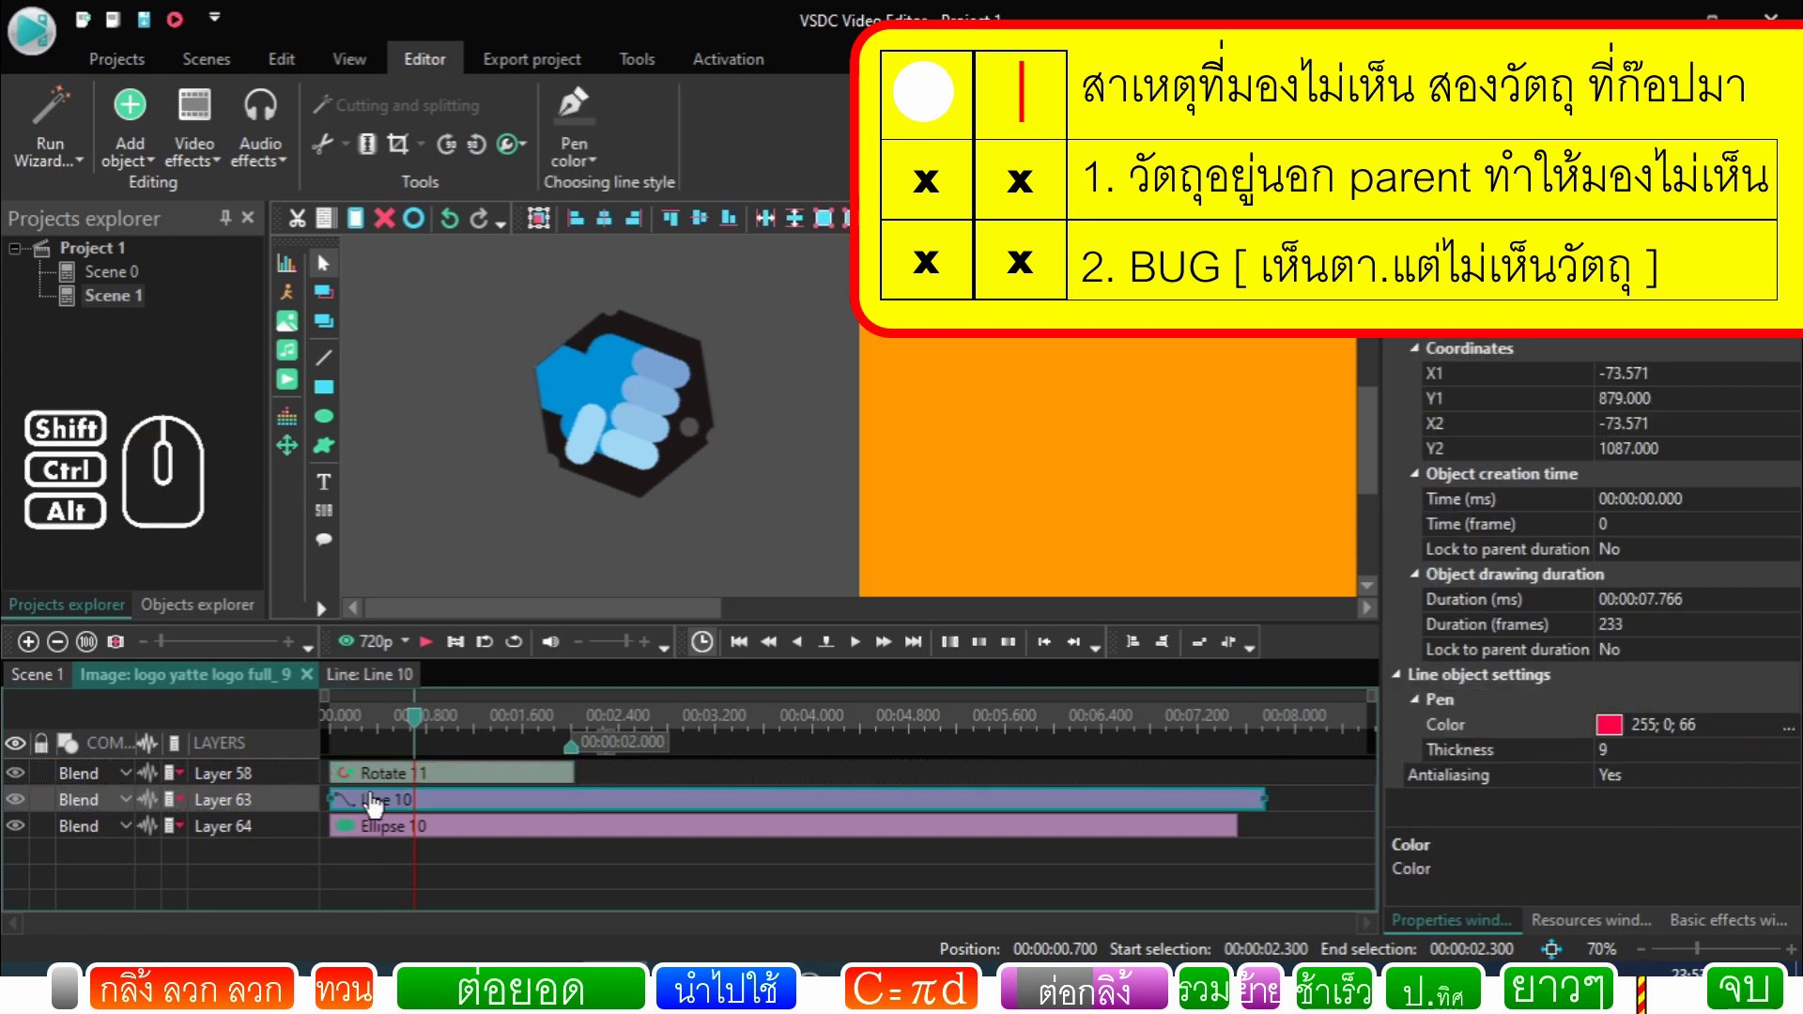
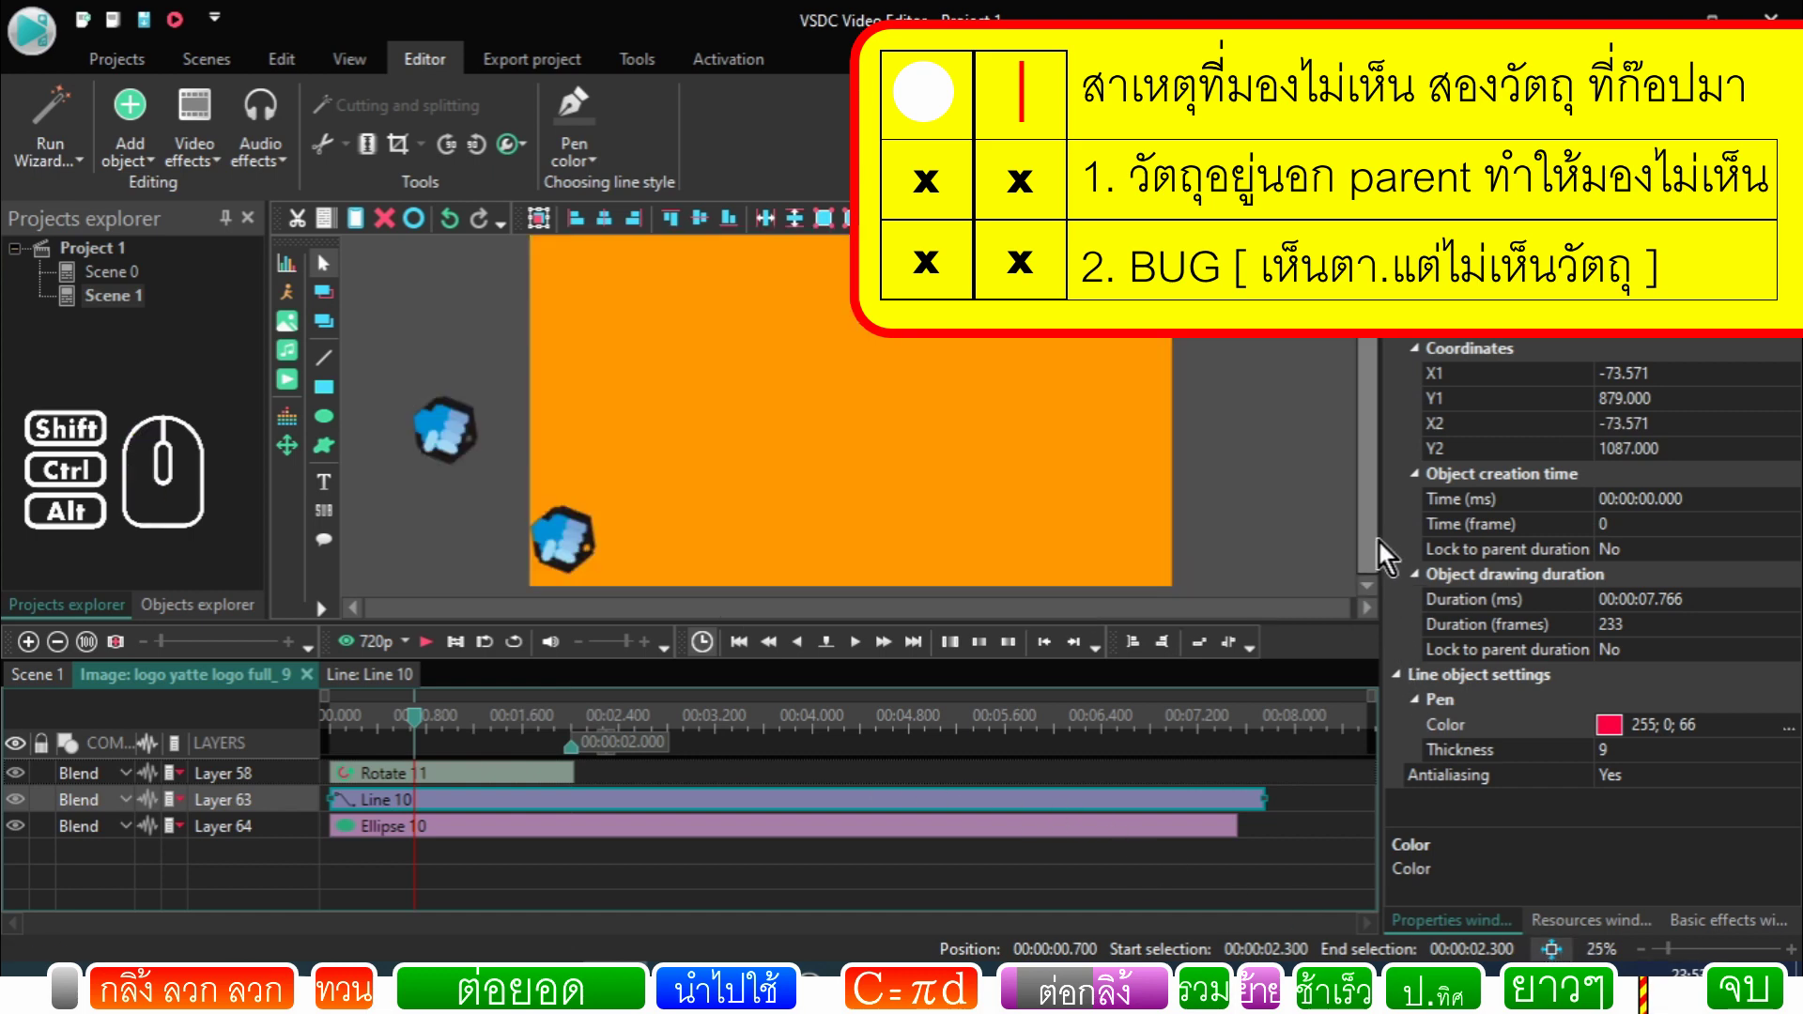
left_click_drag(1385, 542, 1364, 454)
left_click(517, 815)
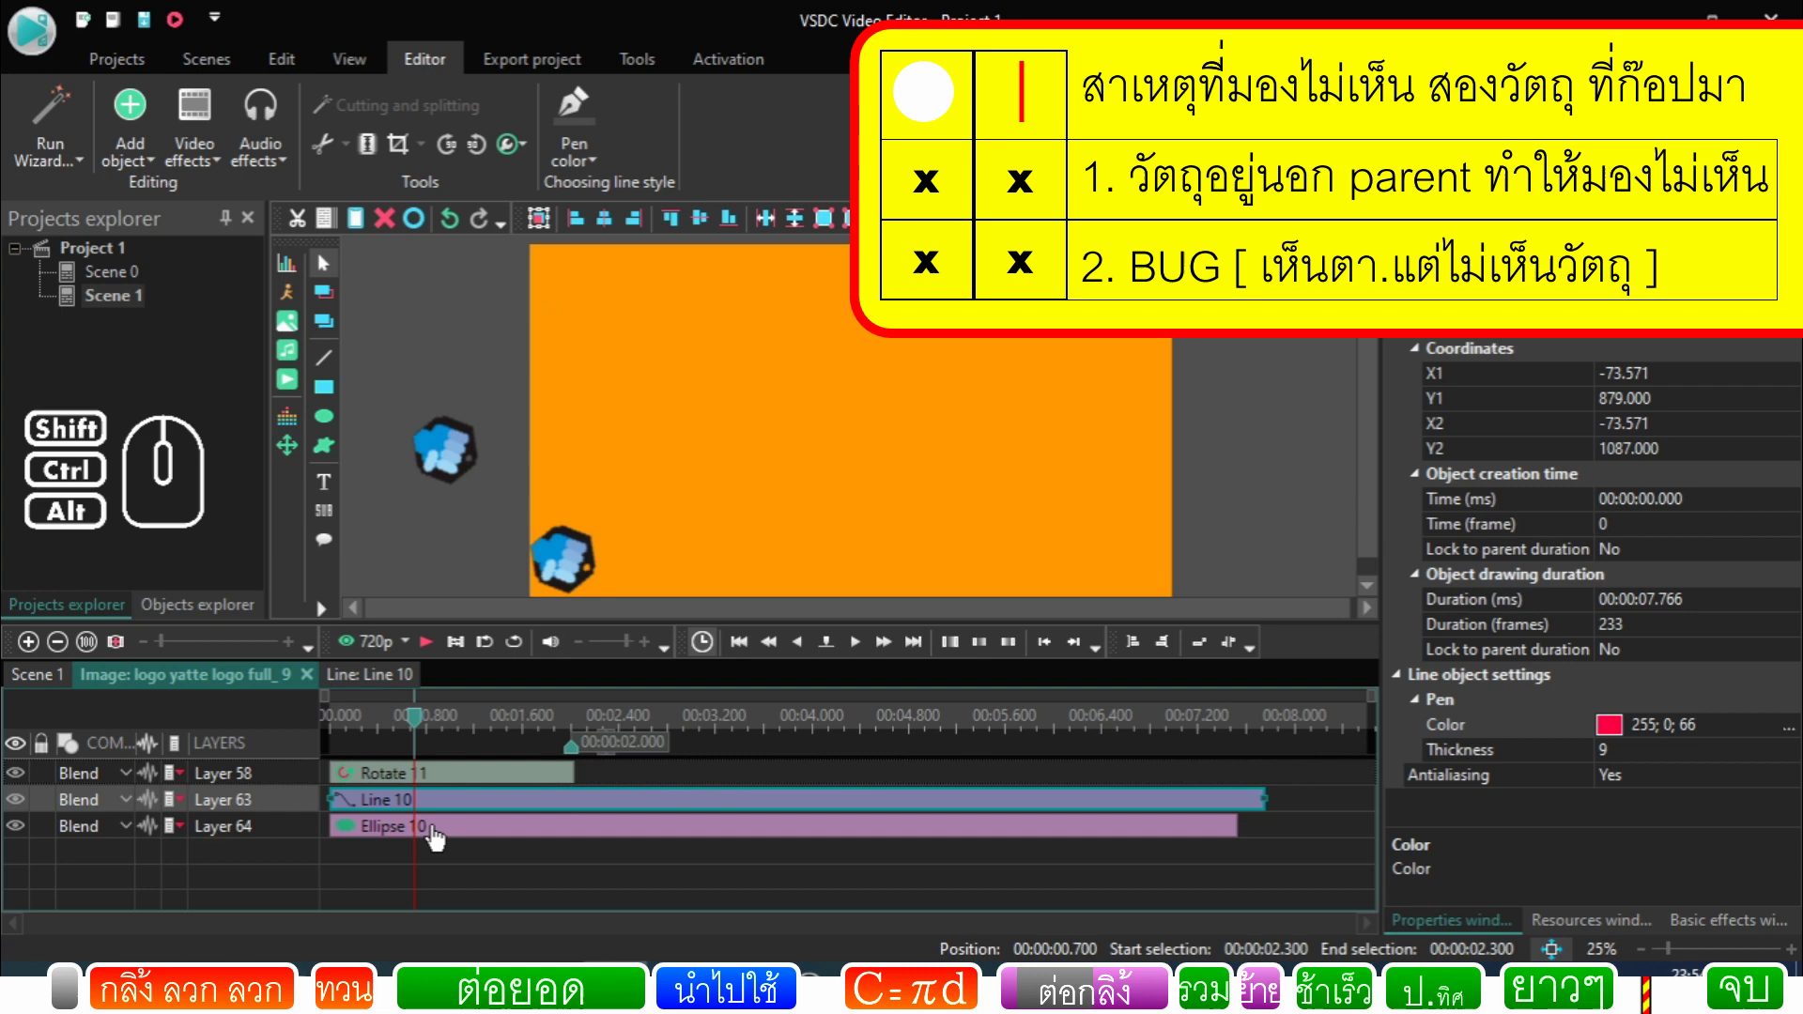
Step: Fit Ellipse 10 to its parent sprite's size and position, Left -355 and Top 513
left_click(457, 835)
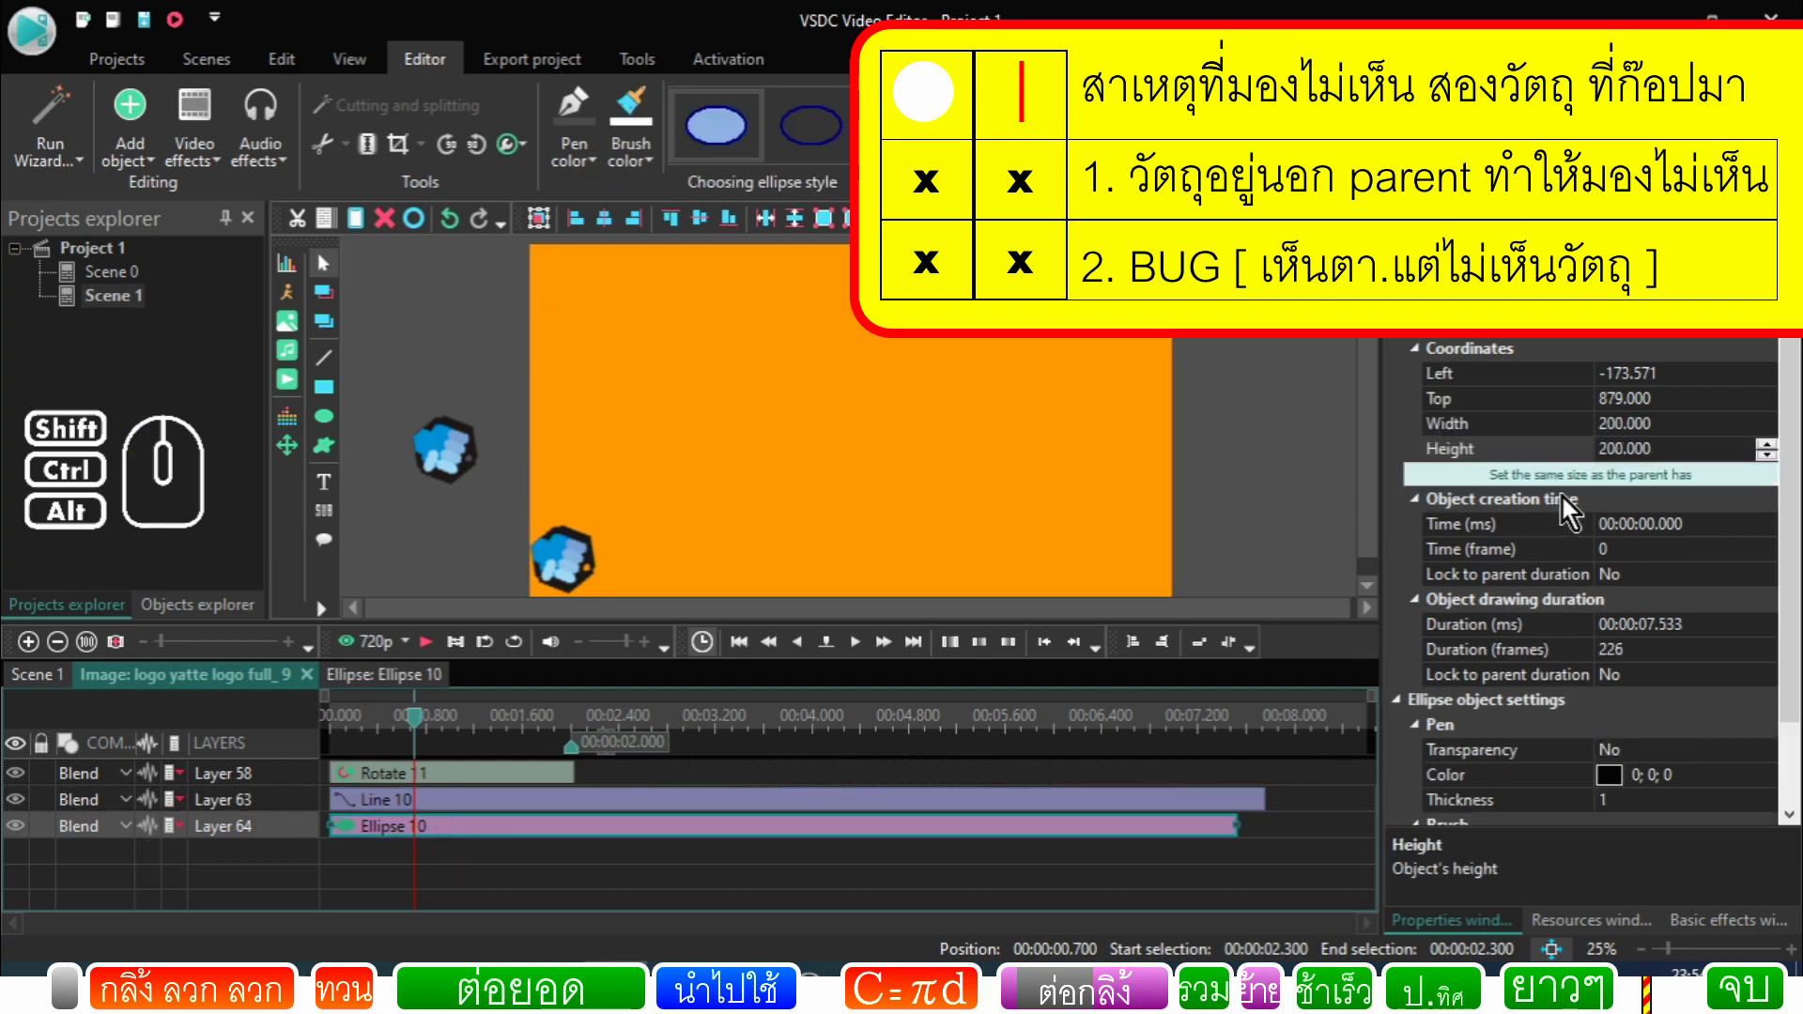
left_click(1578, 488)
left_click(435, 727)
left_click(409, 725)
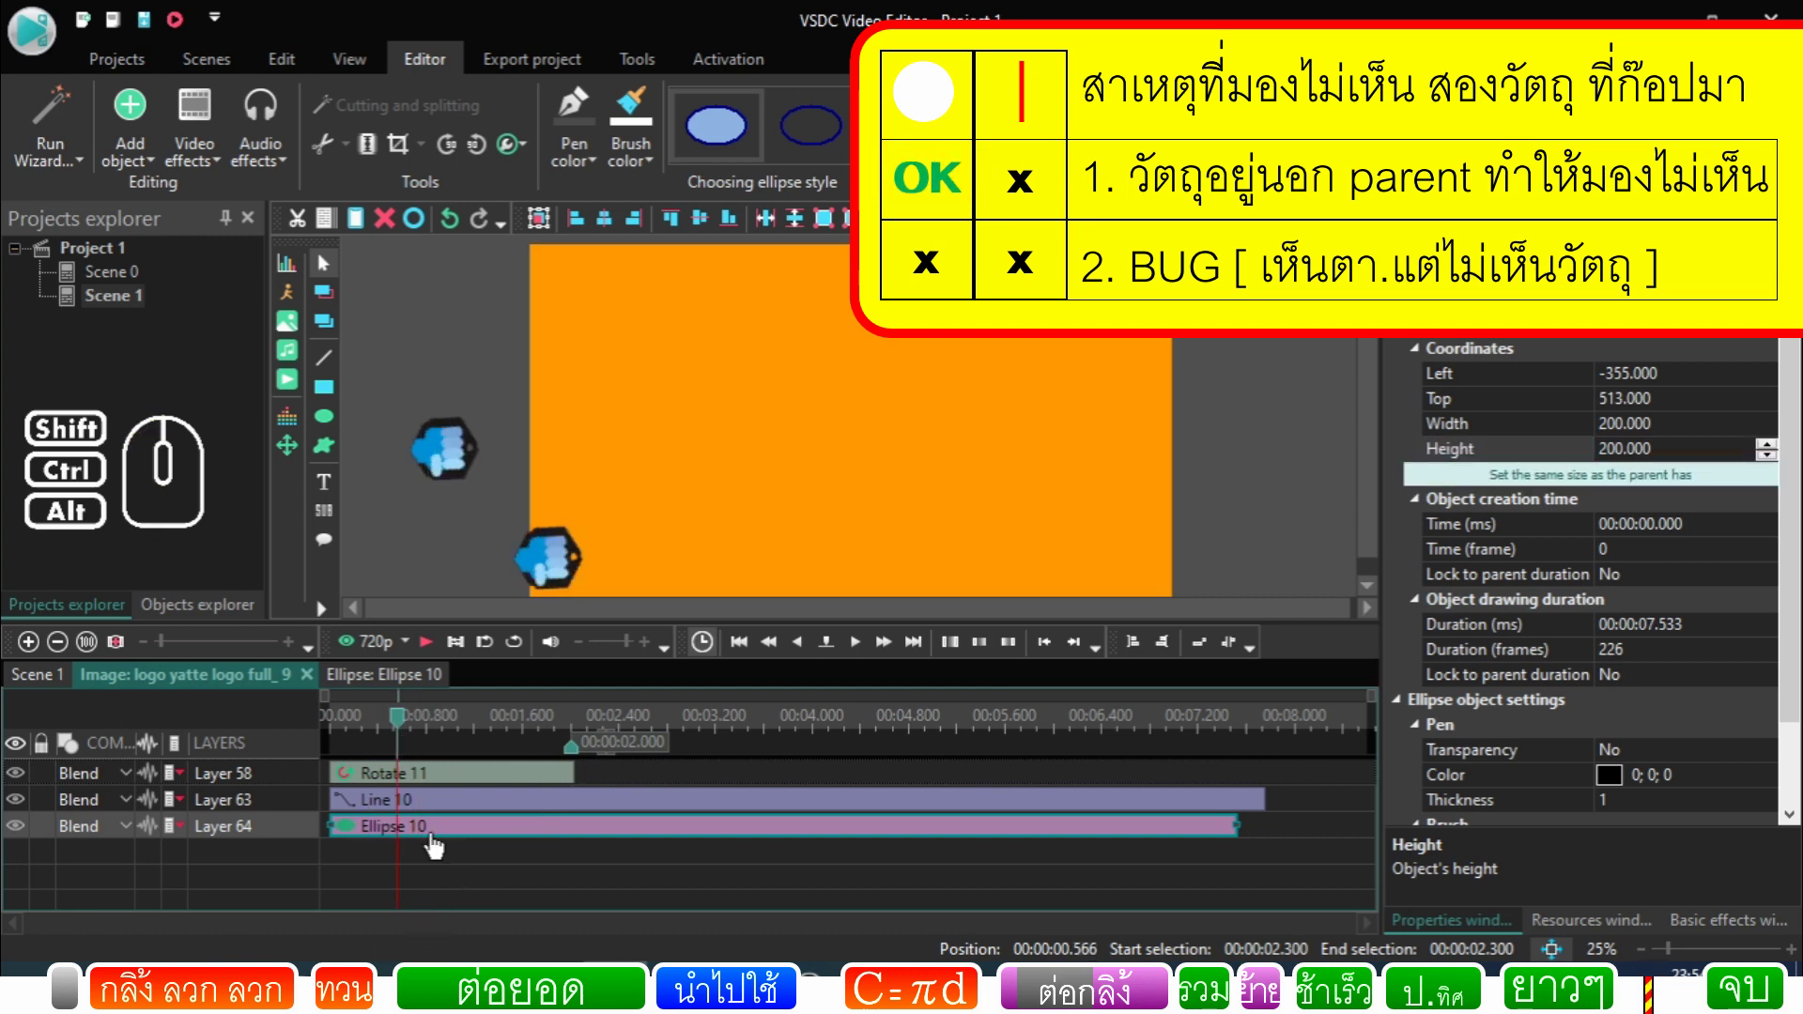
Step: Reorder logo full_9's layers, trying Rotate 11 below Ellipse 10 then back on top
left_click(60, 696)
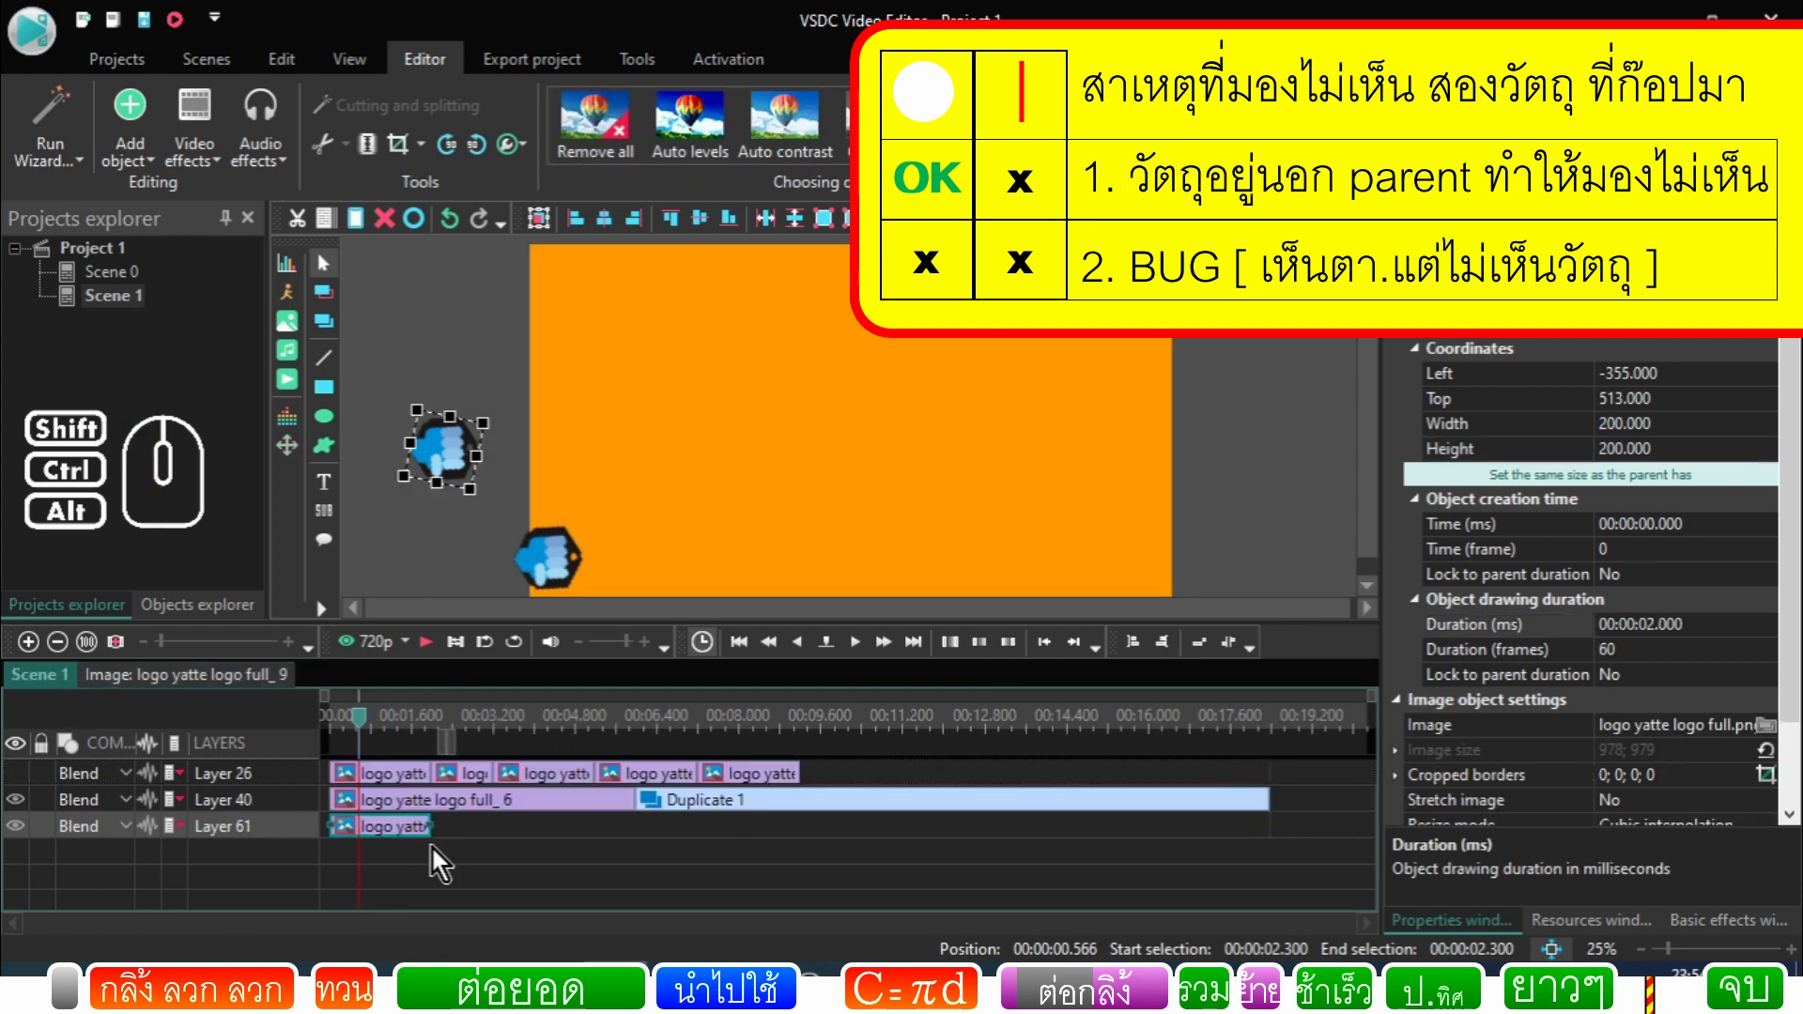
left_click(465, 862)
double_click(412, 841)
left_click(494, 835)
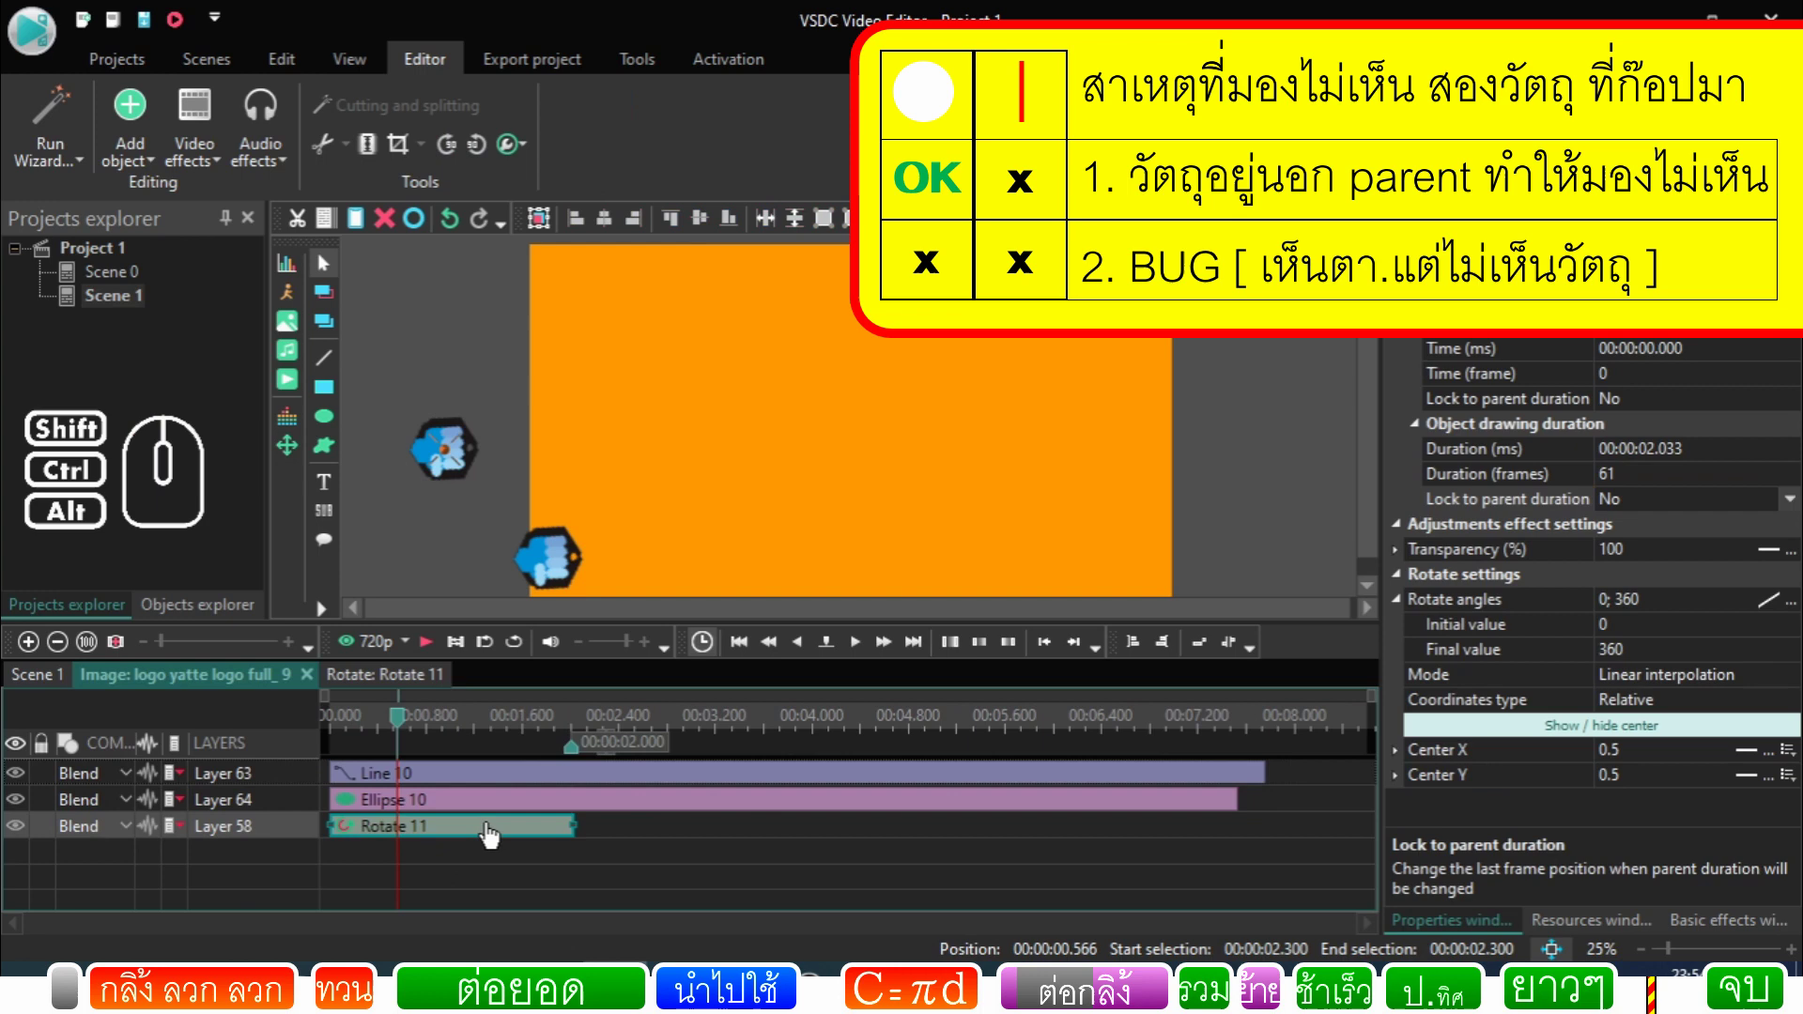
left_click(494, 809)
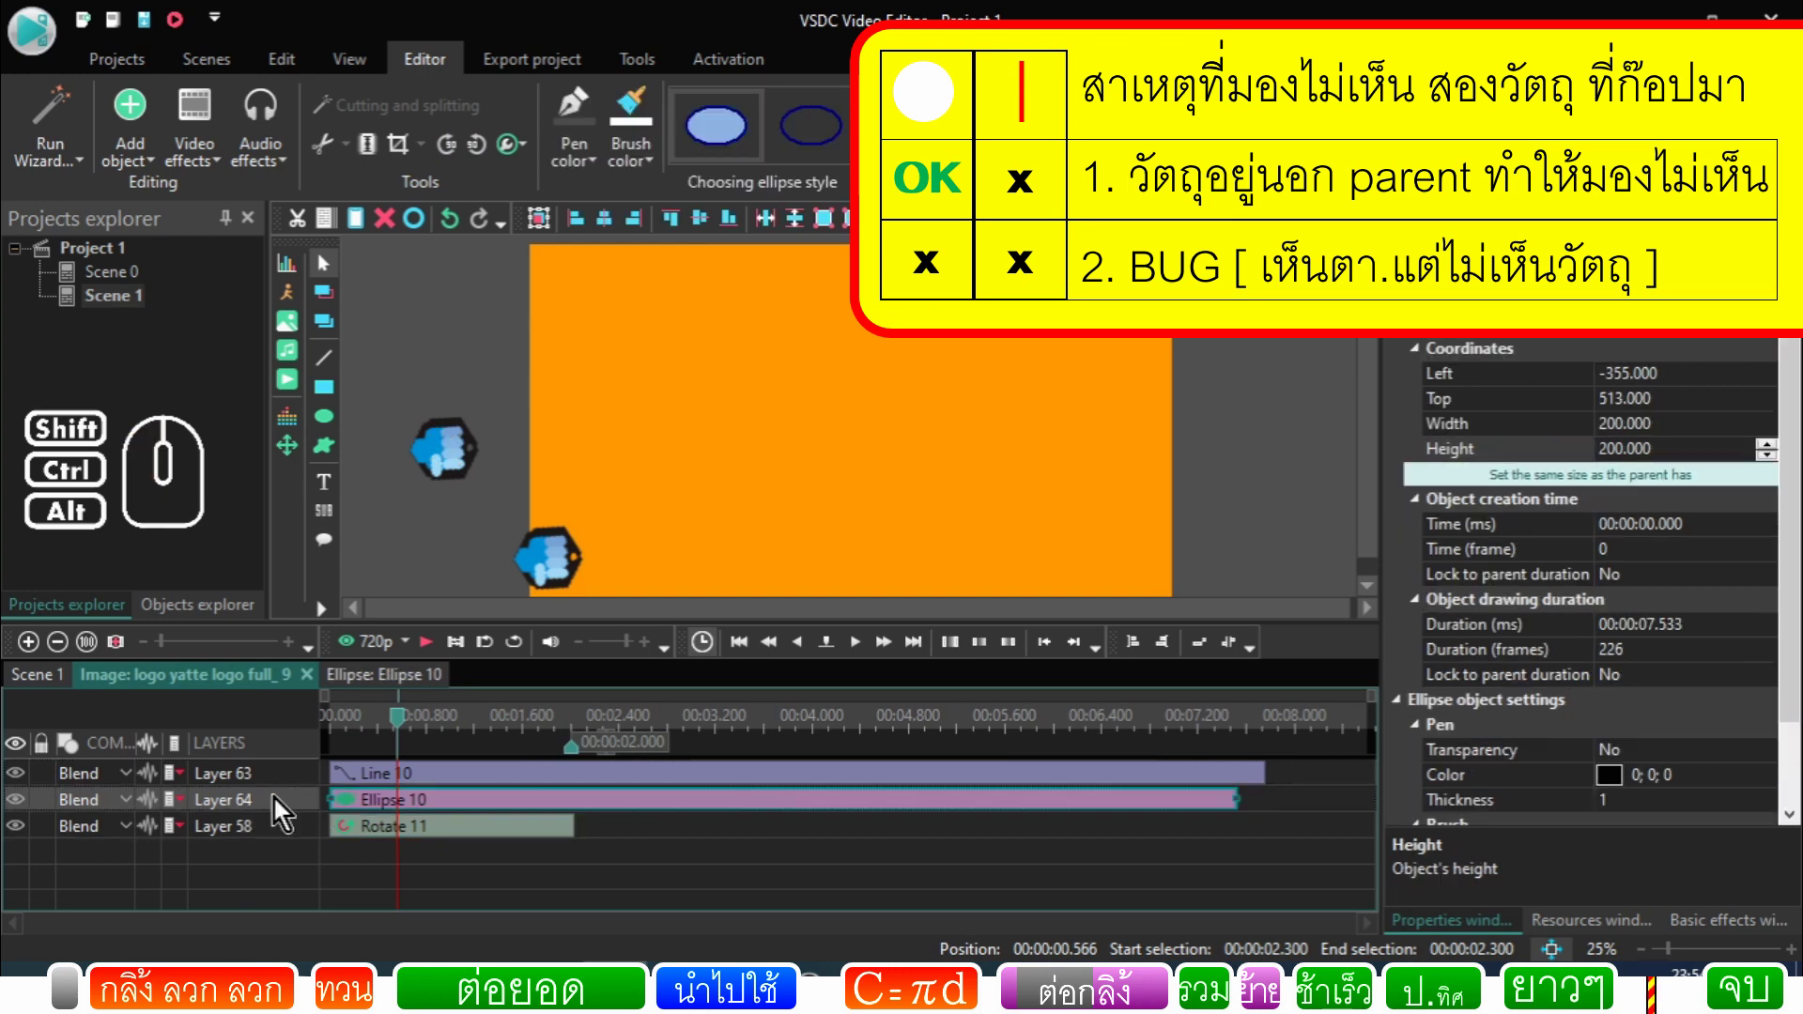
left_click_drag(286, 807, 285, 842)
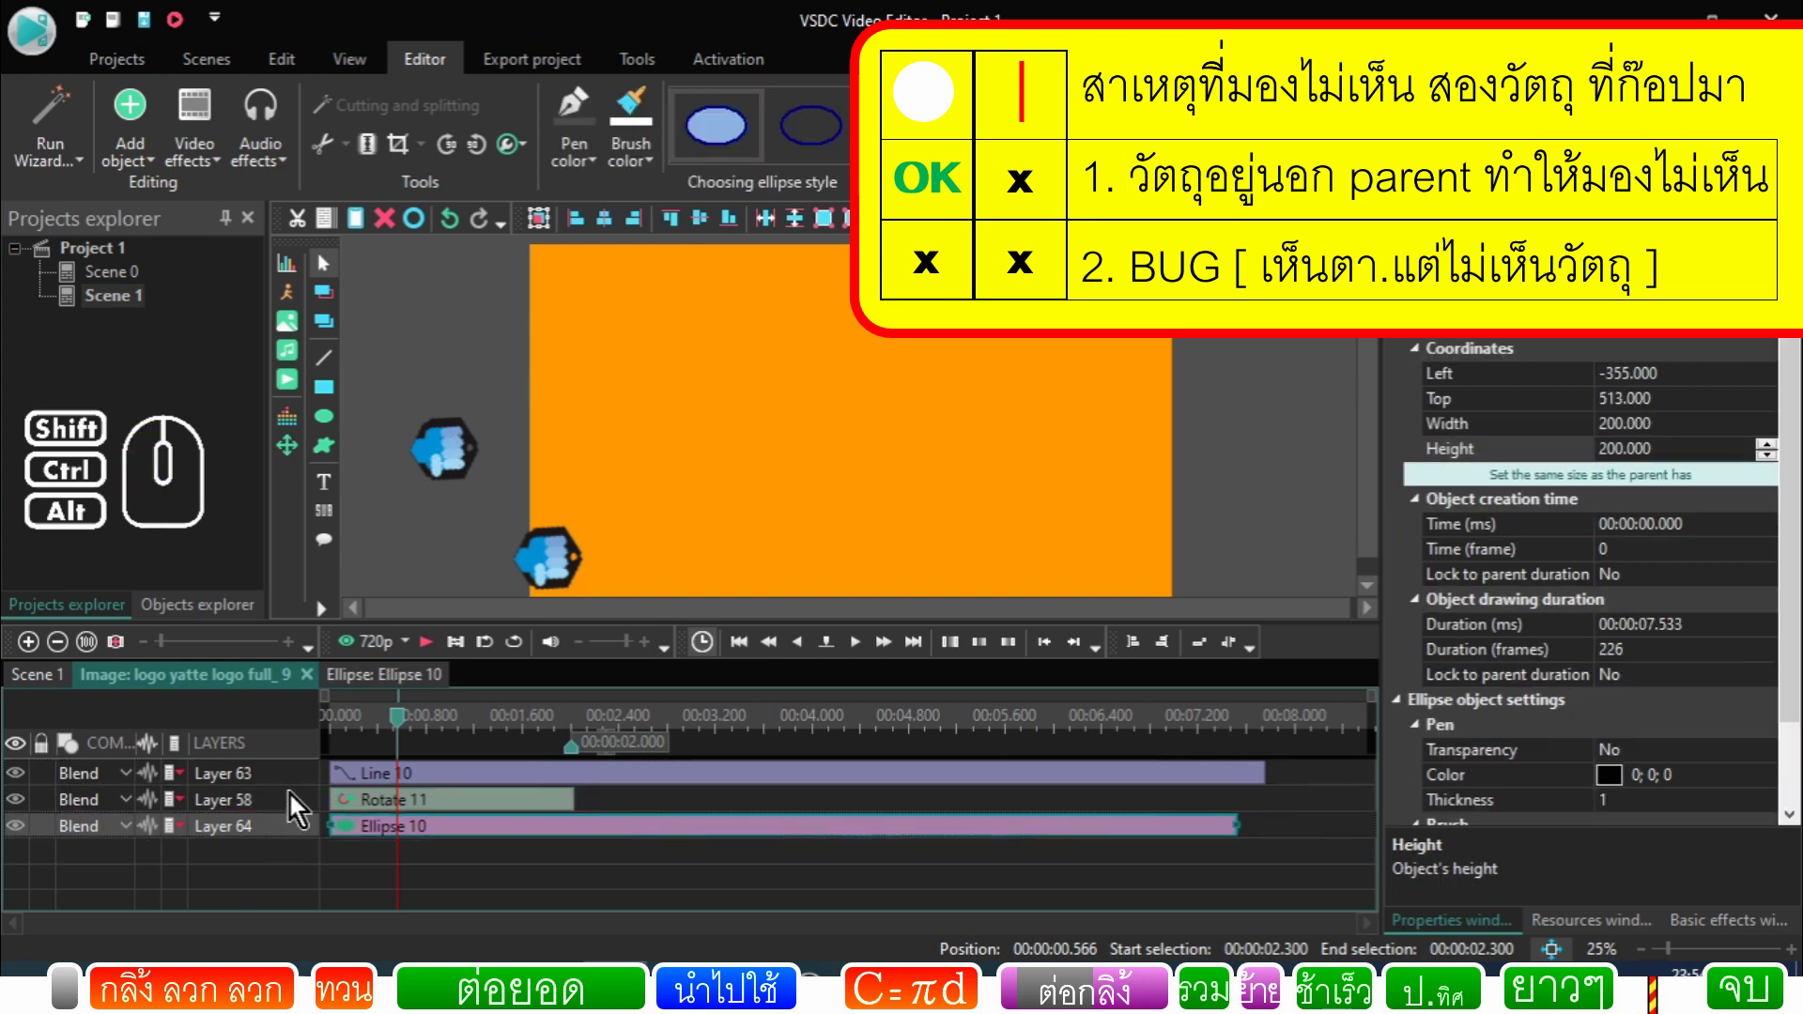
left_click(301, 787)
left_click_drag(307, 786, 307, 819)
left_click(447, 838)
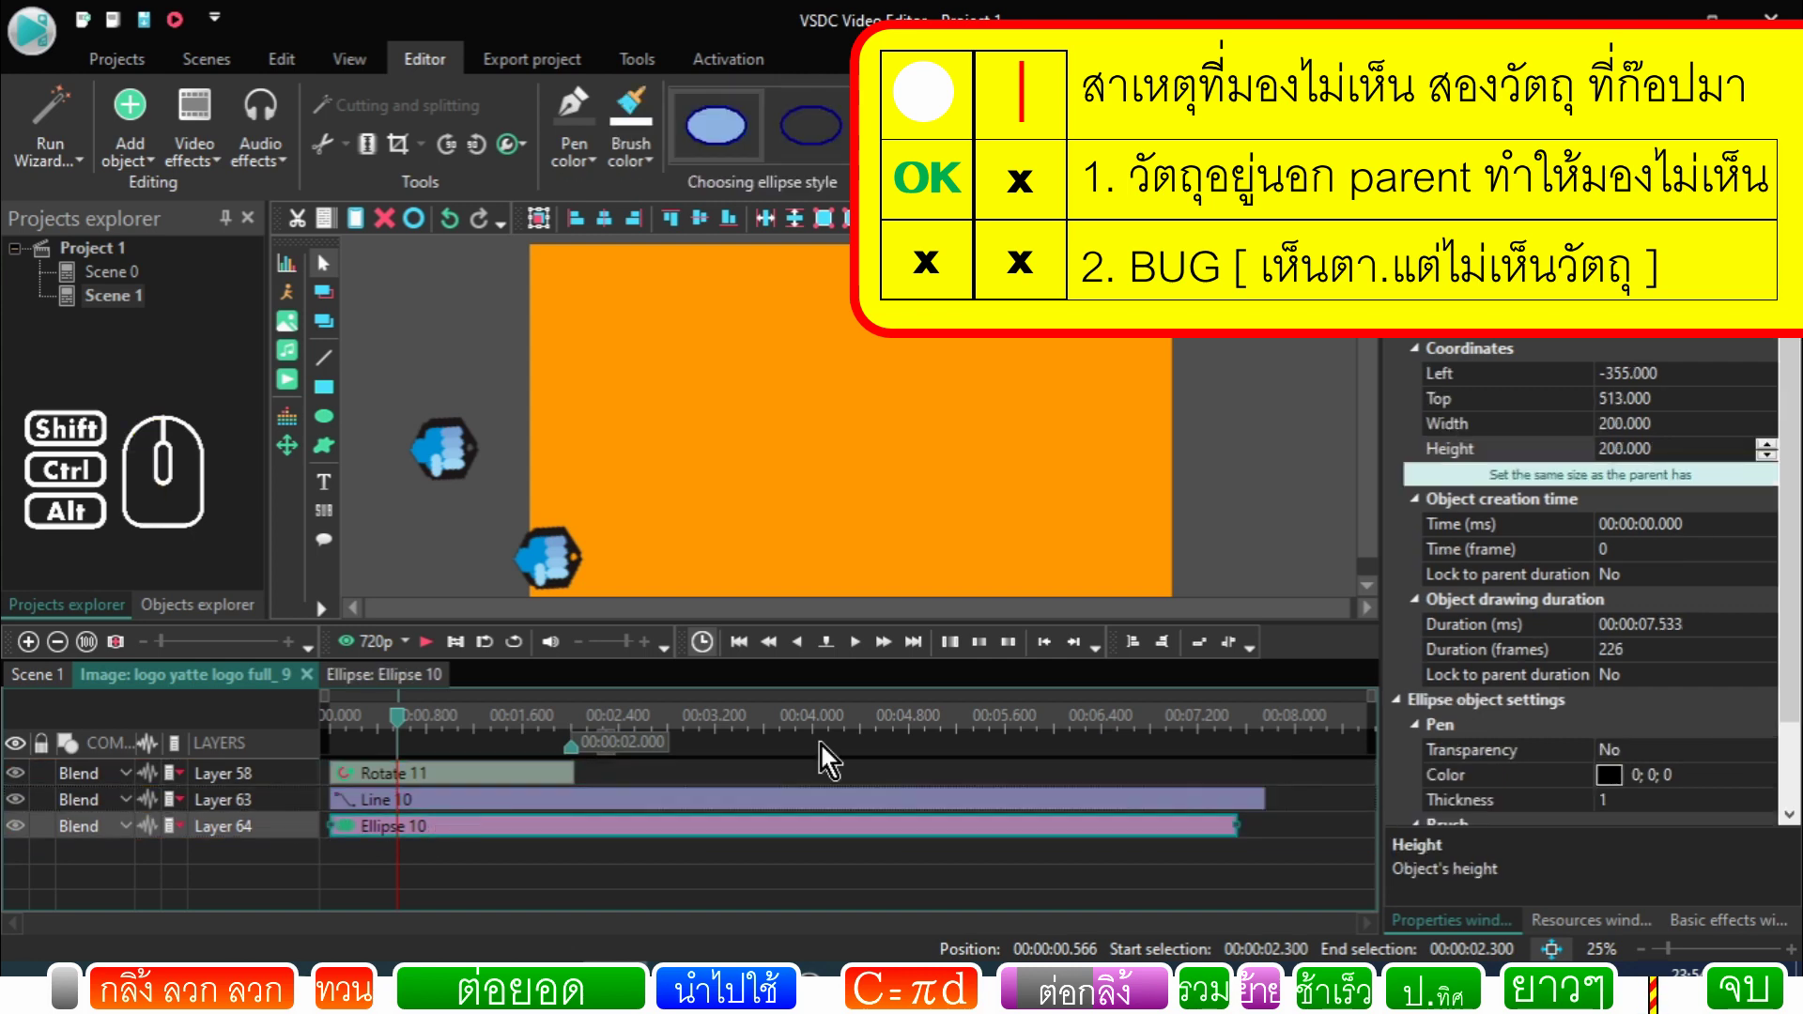
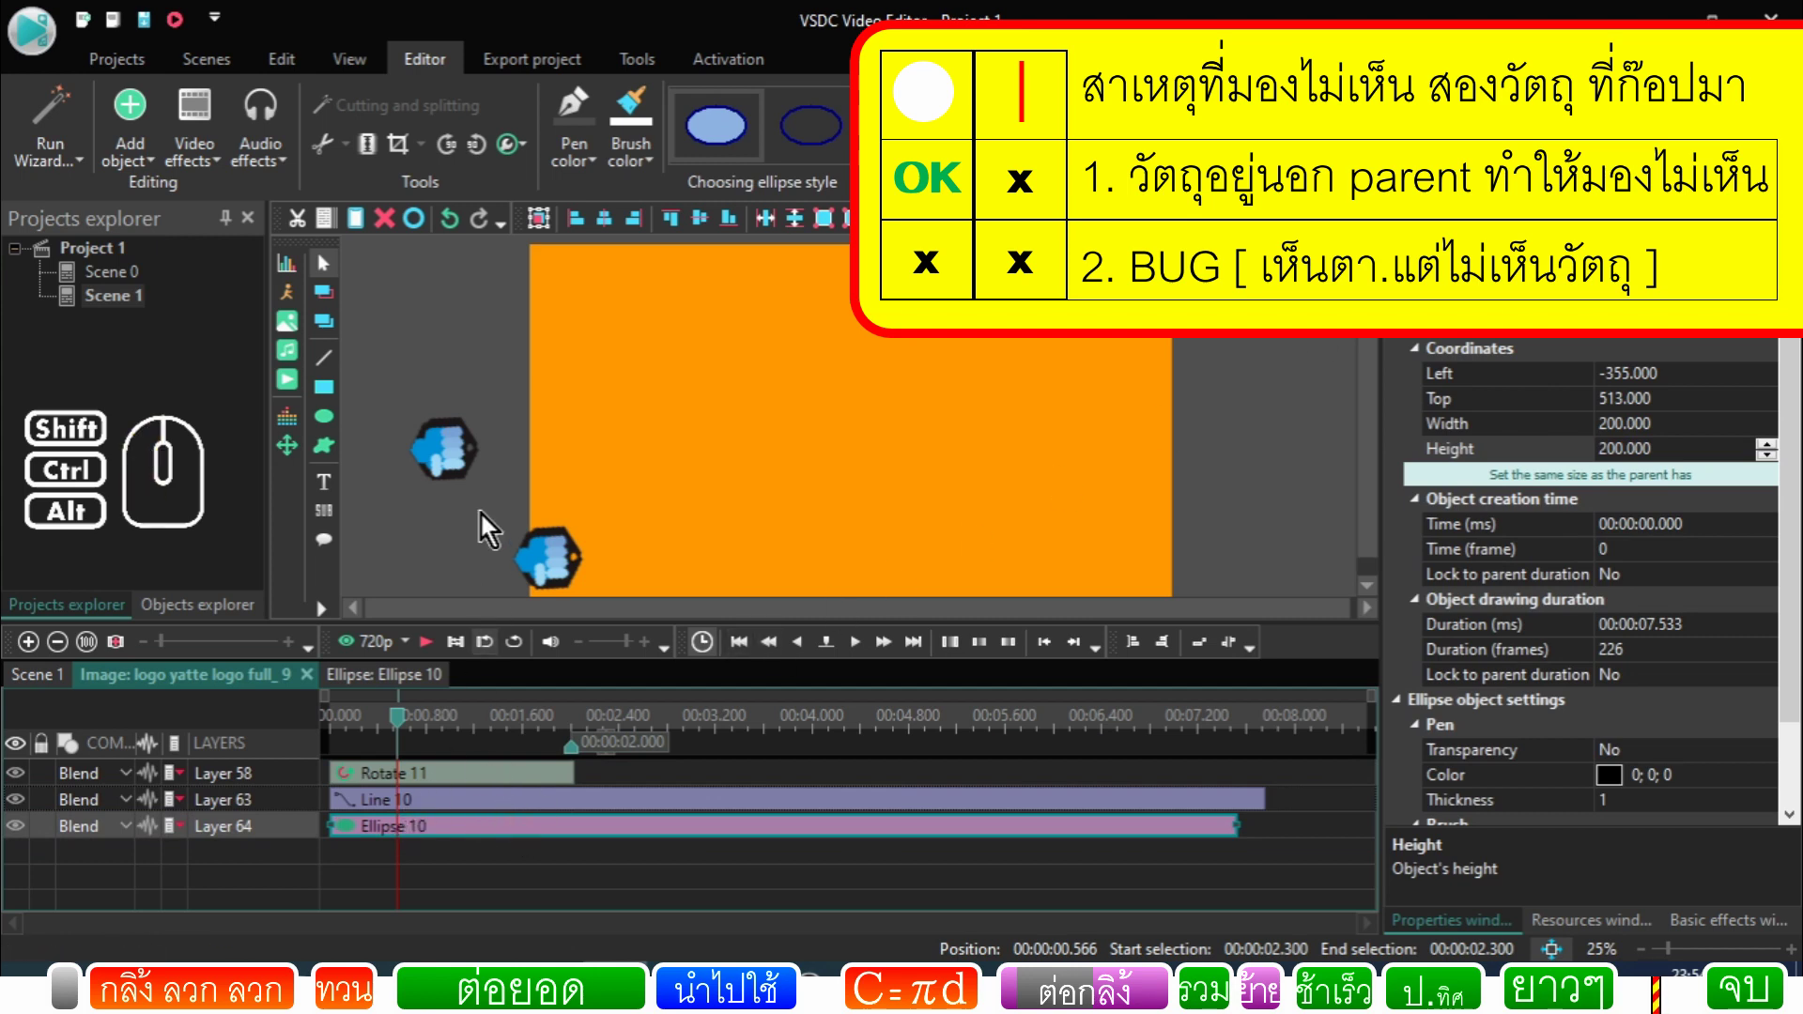
Step: Toggle a layer's visibility inside the sprite so Ellipse 10 shows as a plain white circle
left_click(464, 463)
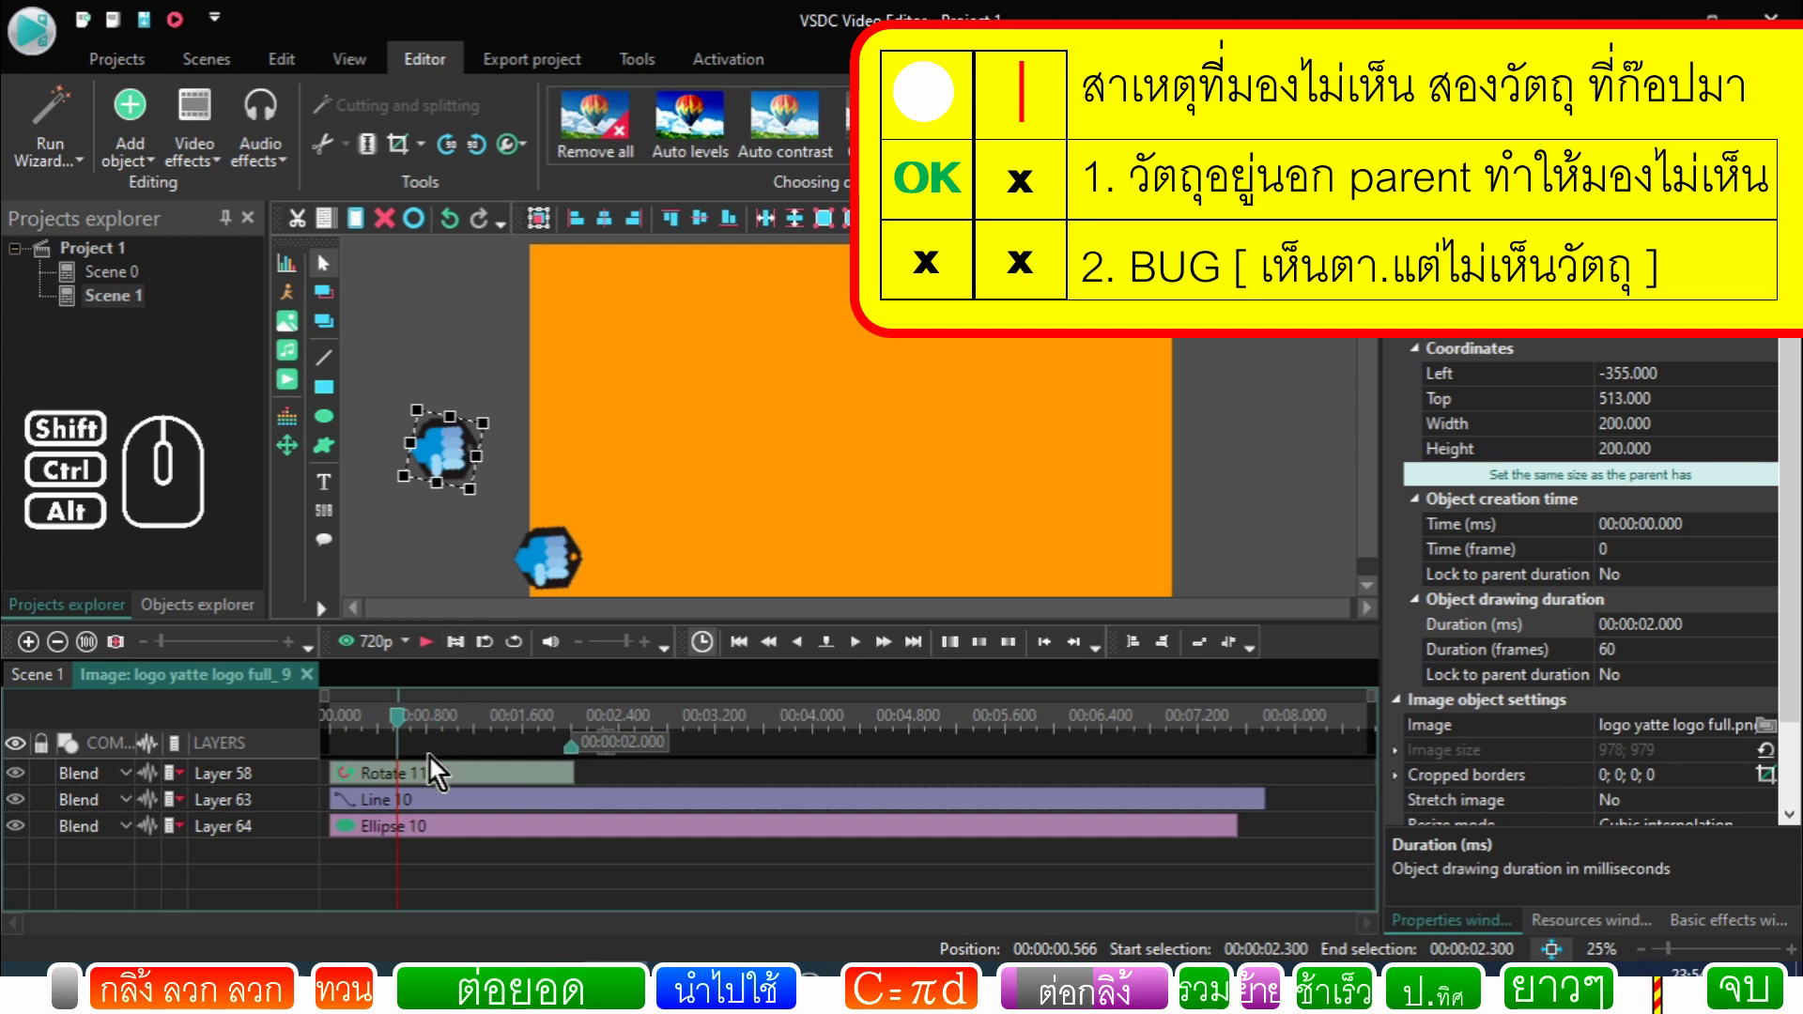
left_click(439, 846)
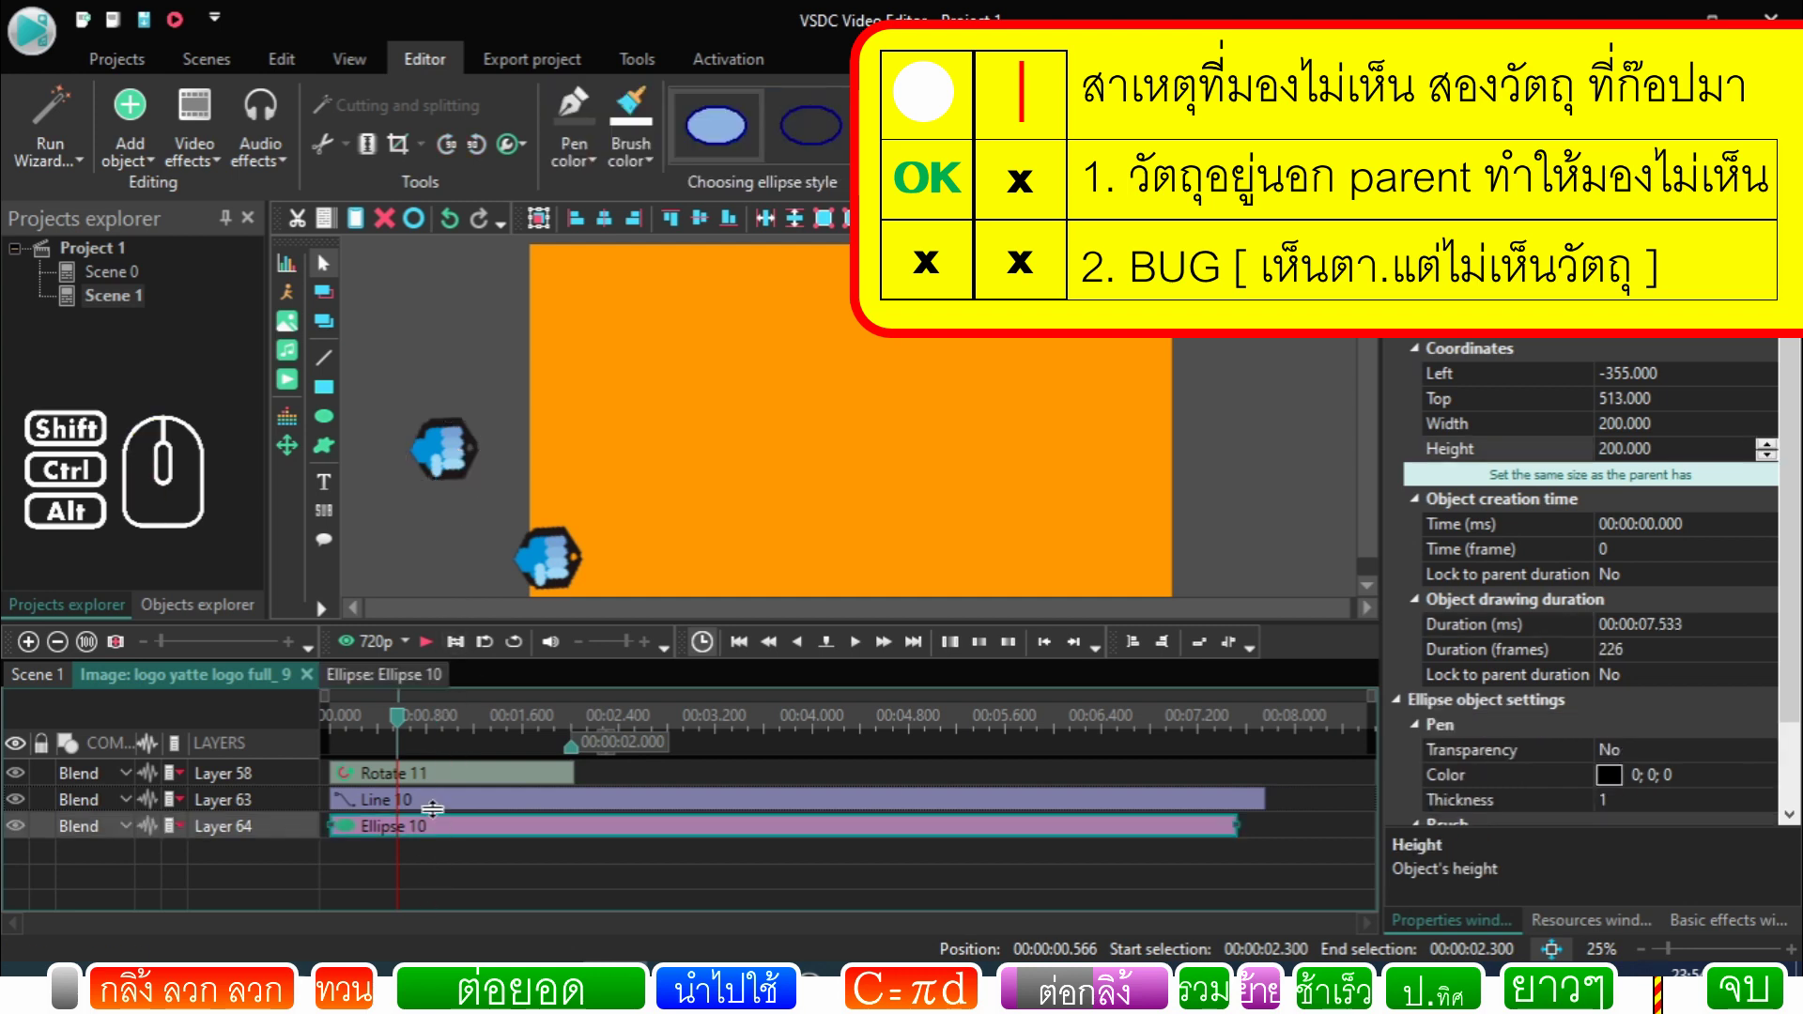
left_click(436, 837)
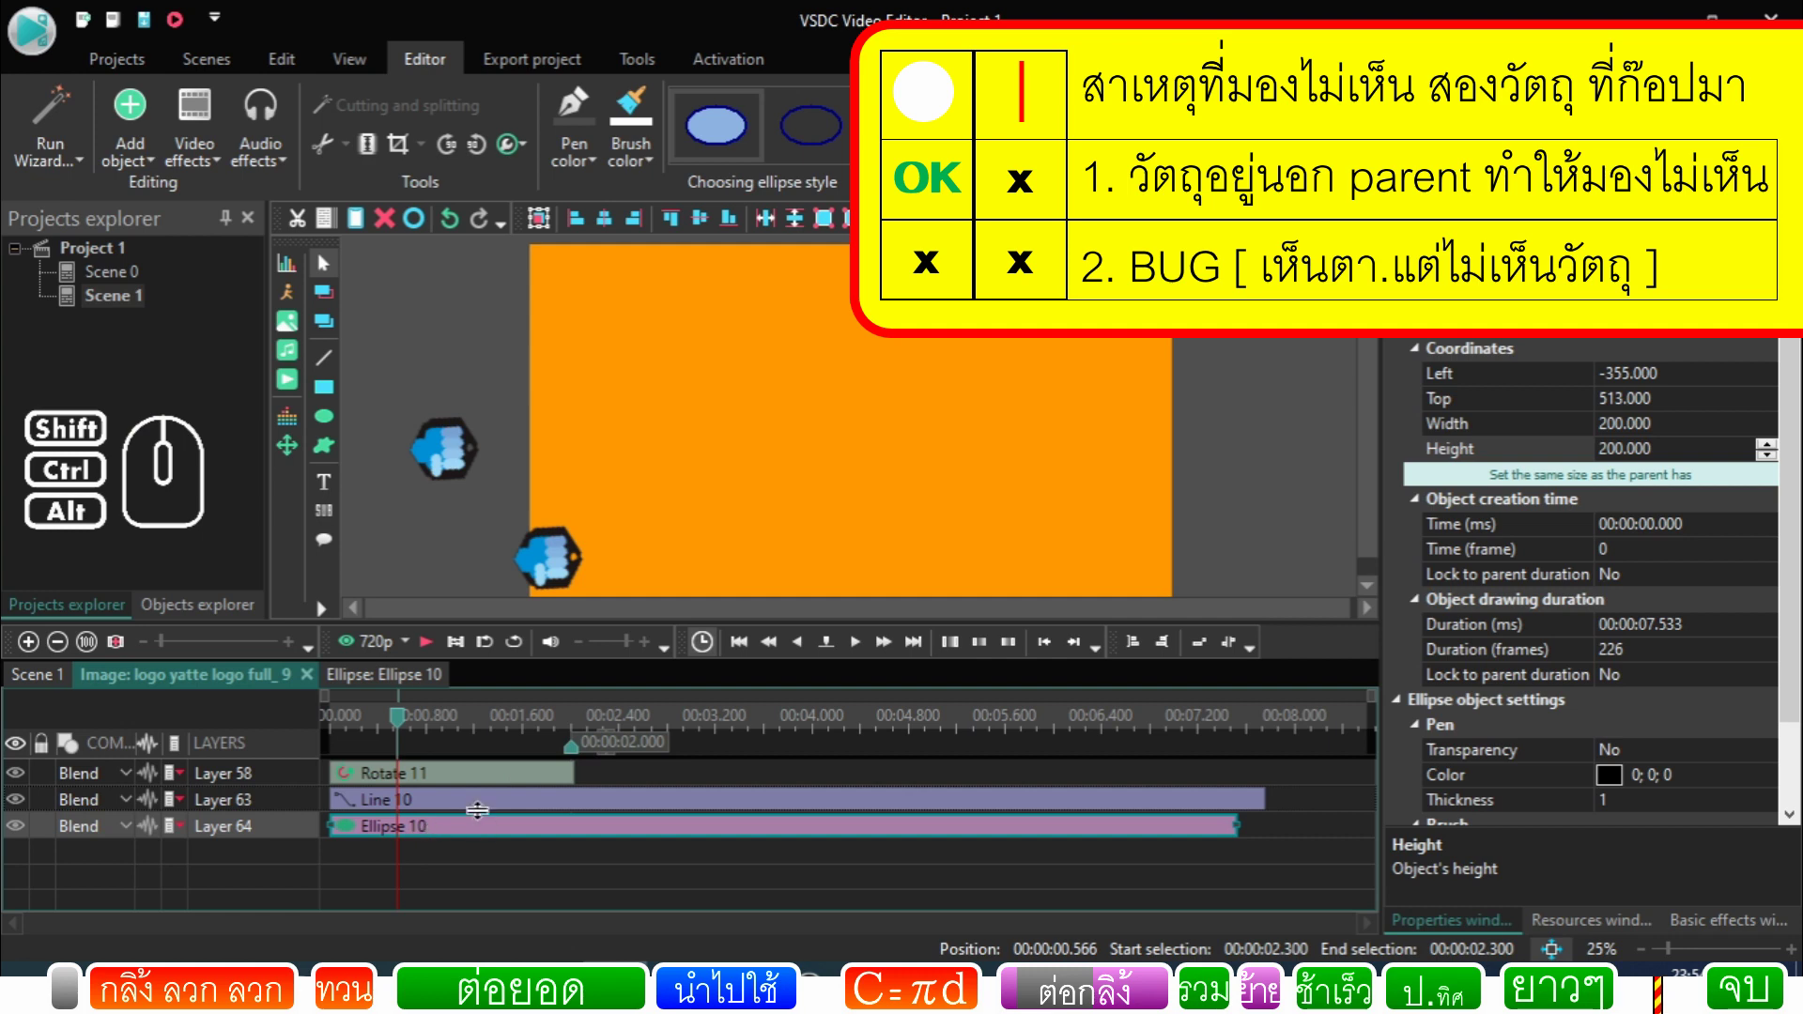
left_click(475, 815)
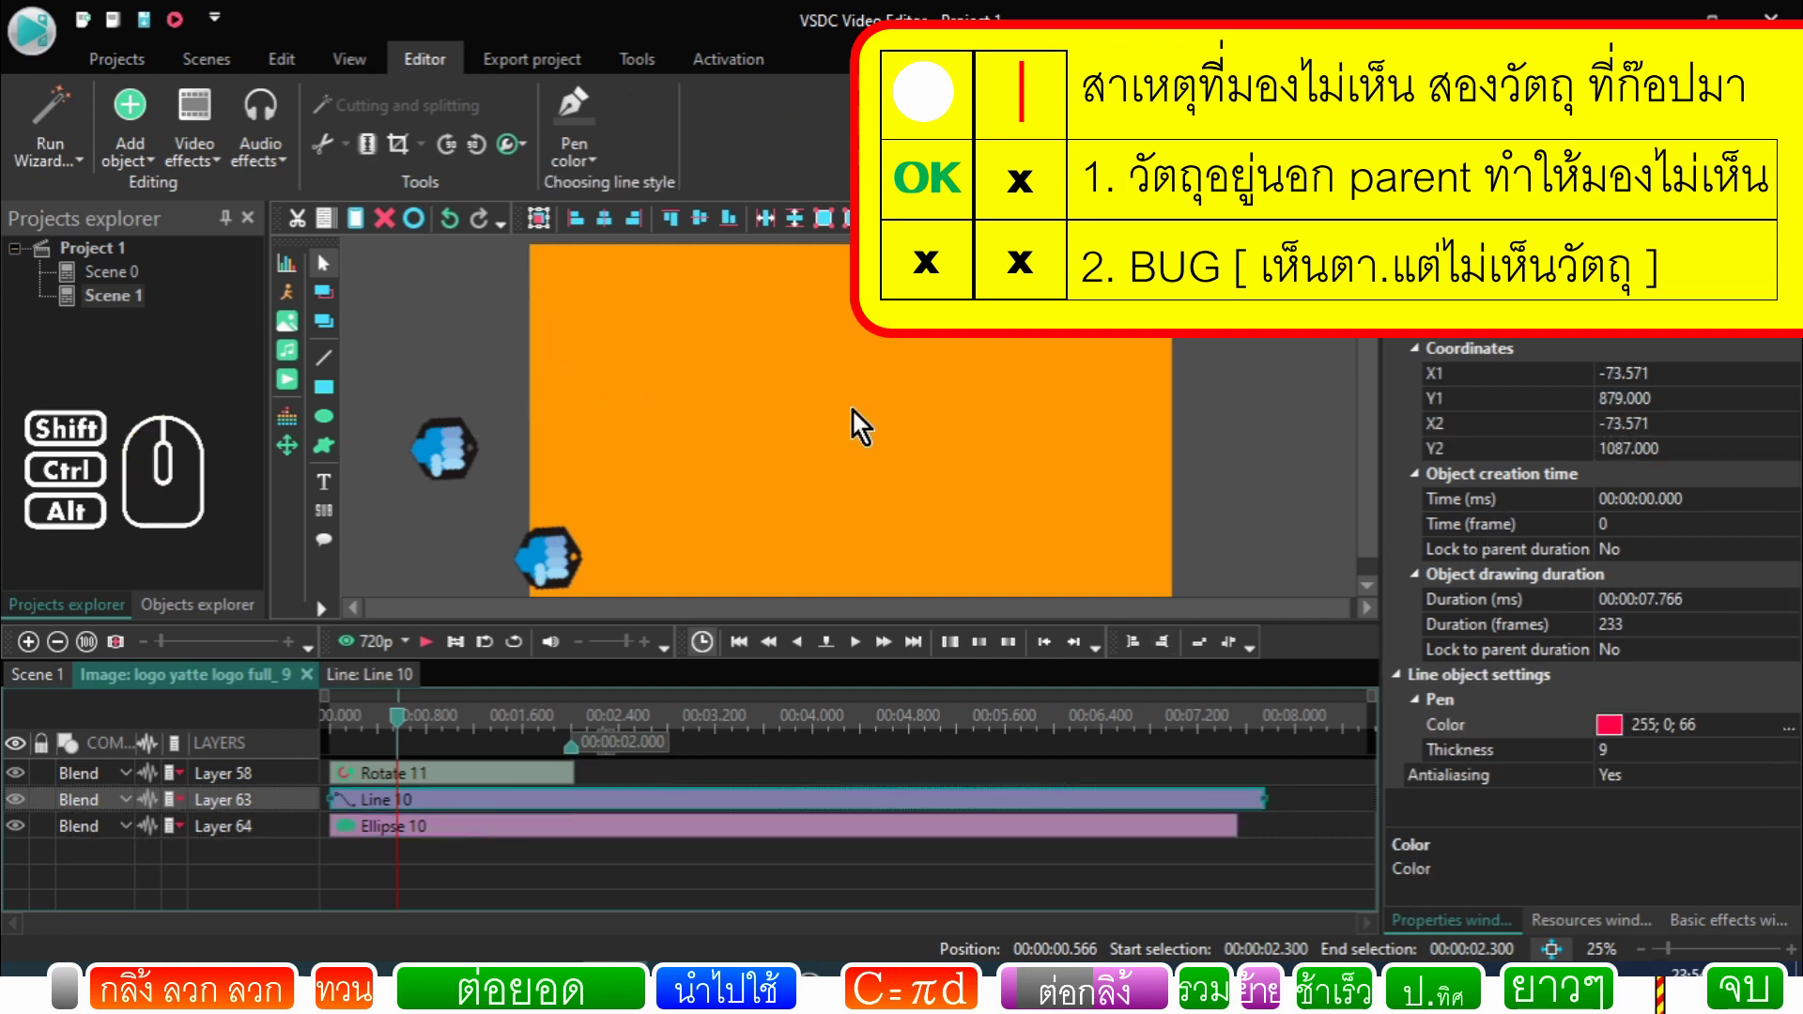
left_click(38, 693)
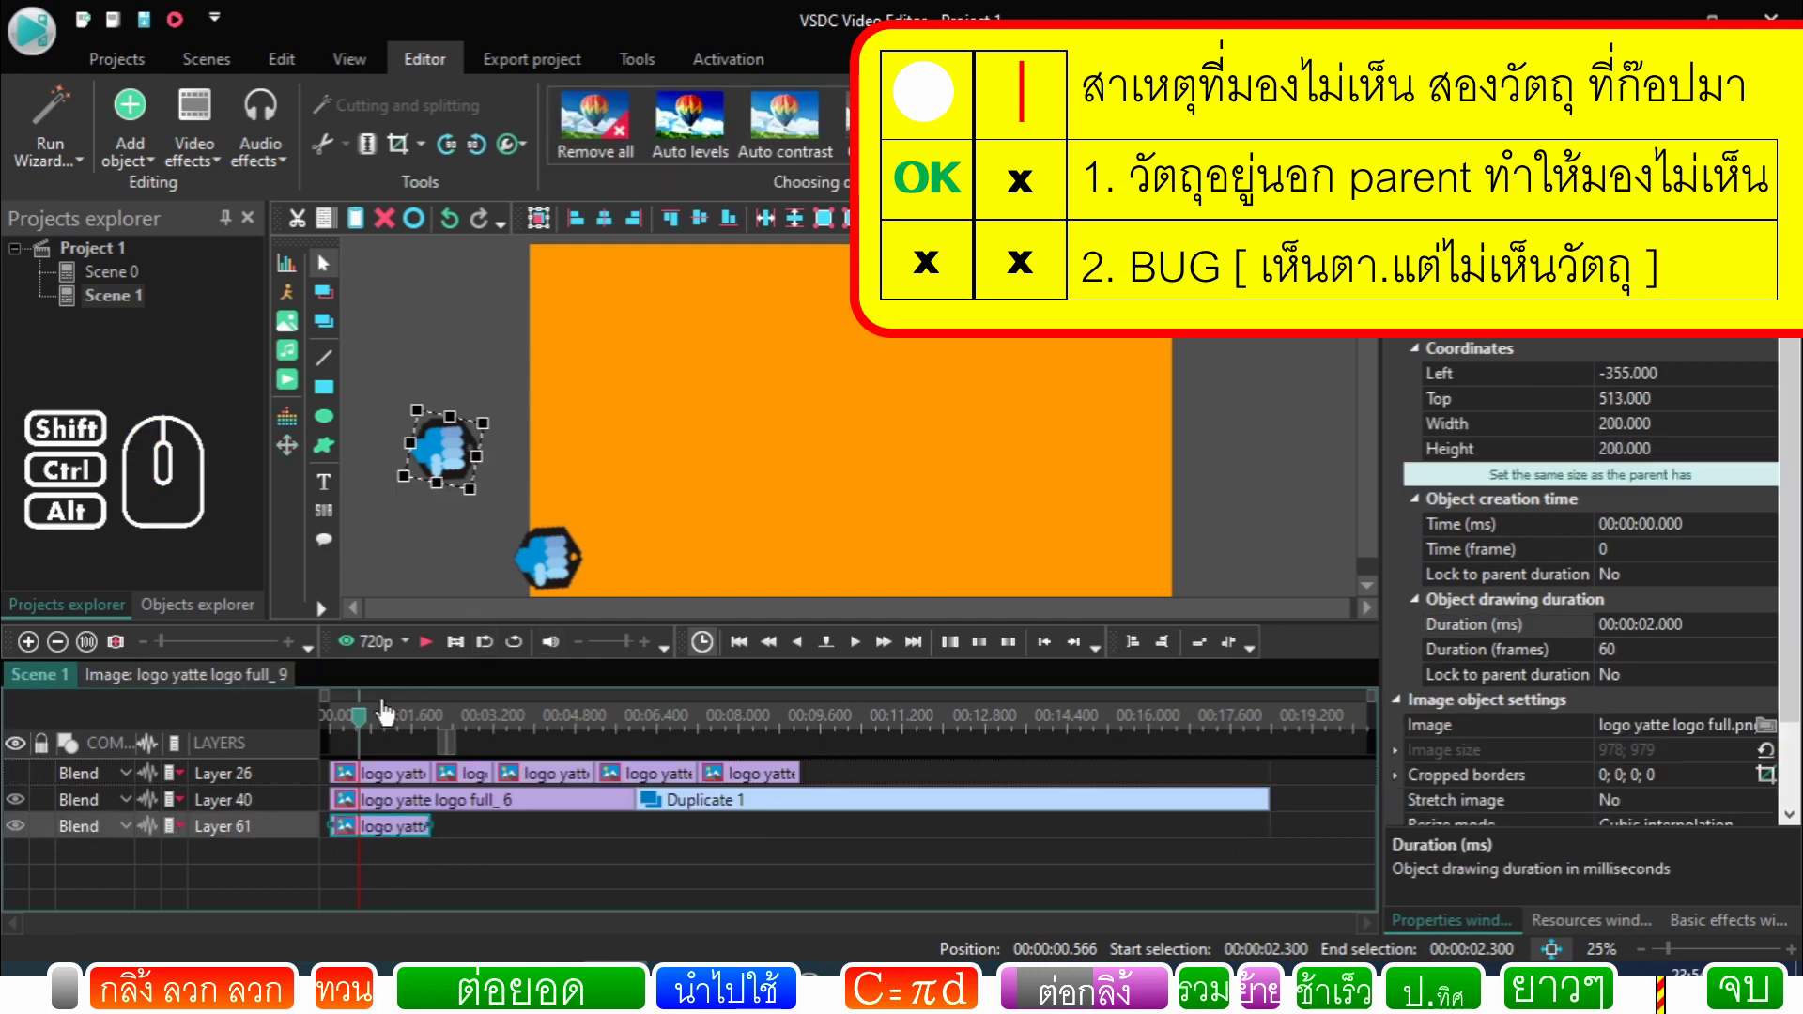
double_click(381, 836)
left_click(18, 810)
left_click(22, 830)
left_click(22, 829)
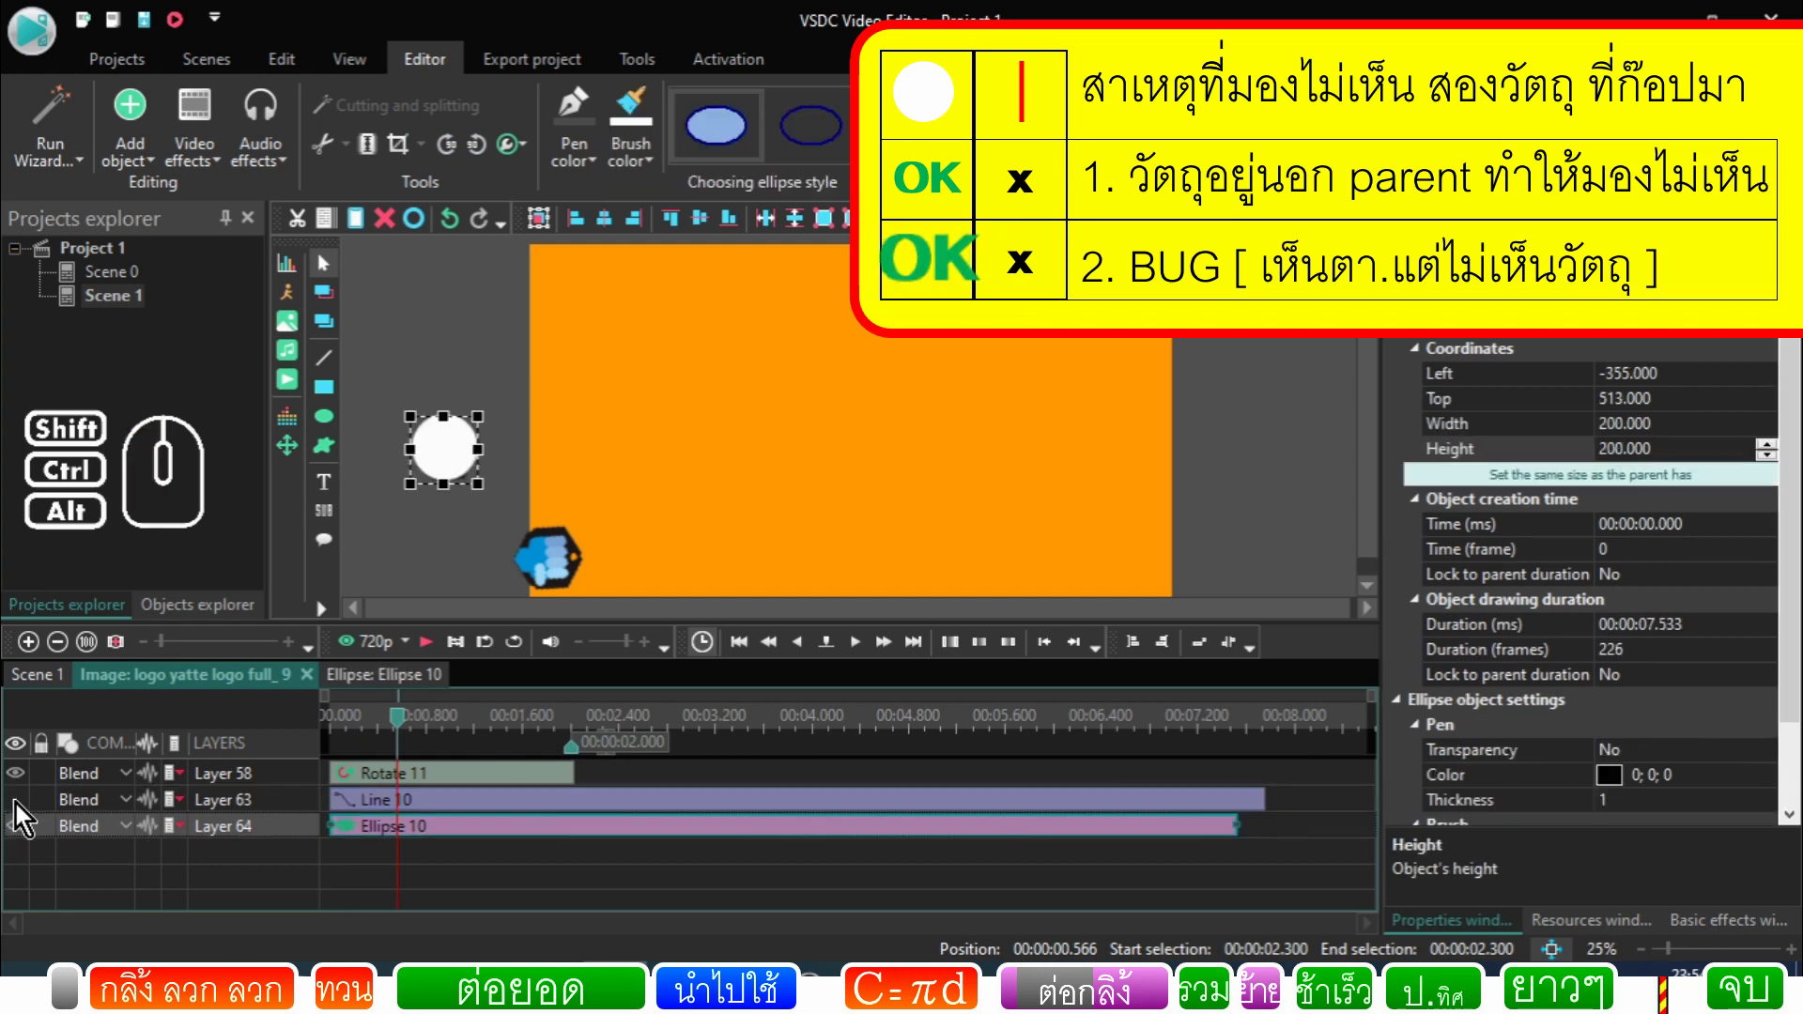
Step: Return to Scene 1 and reopen the logo full_9 sprite's inner timeline
left_click(25, 811)
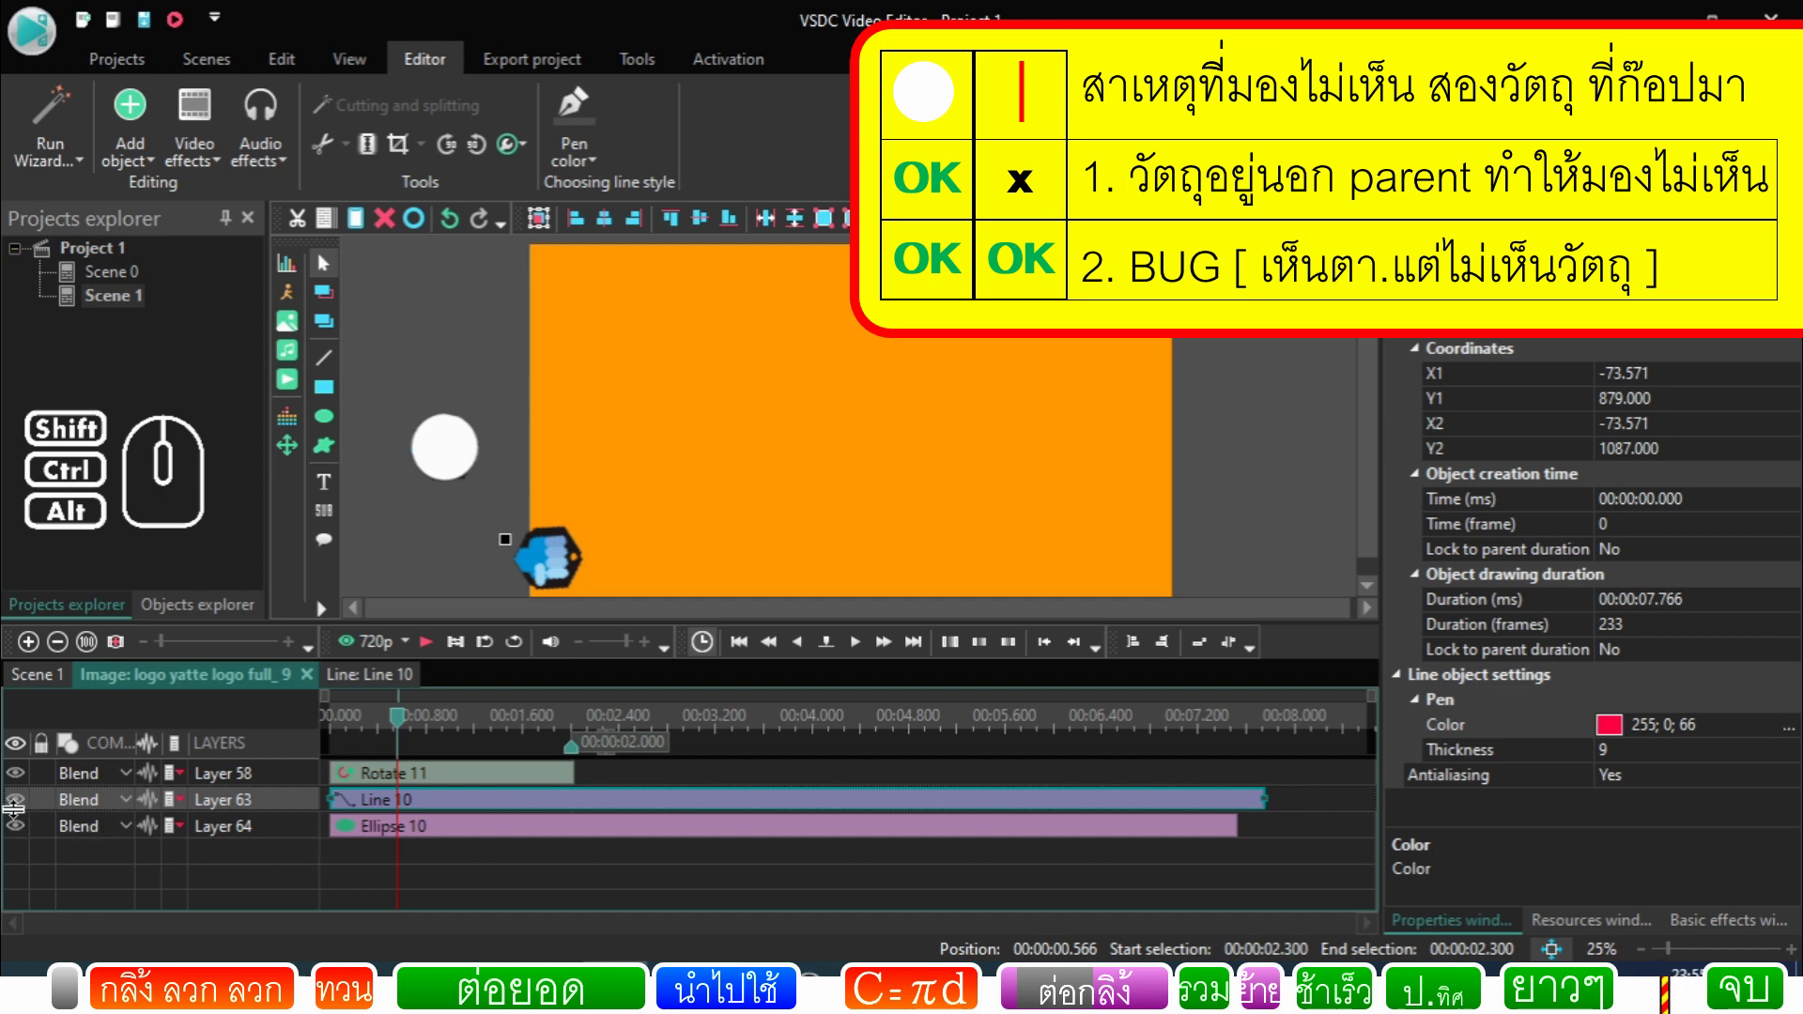
left_click(30, 683)
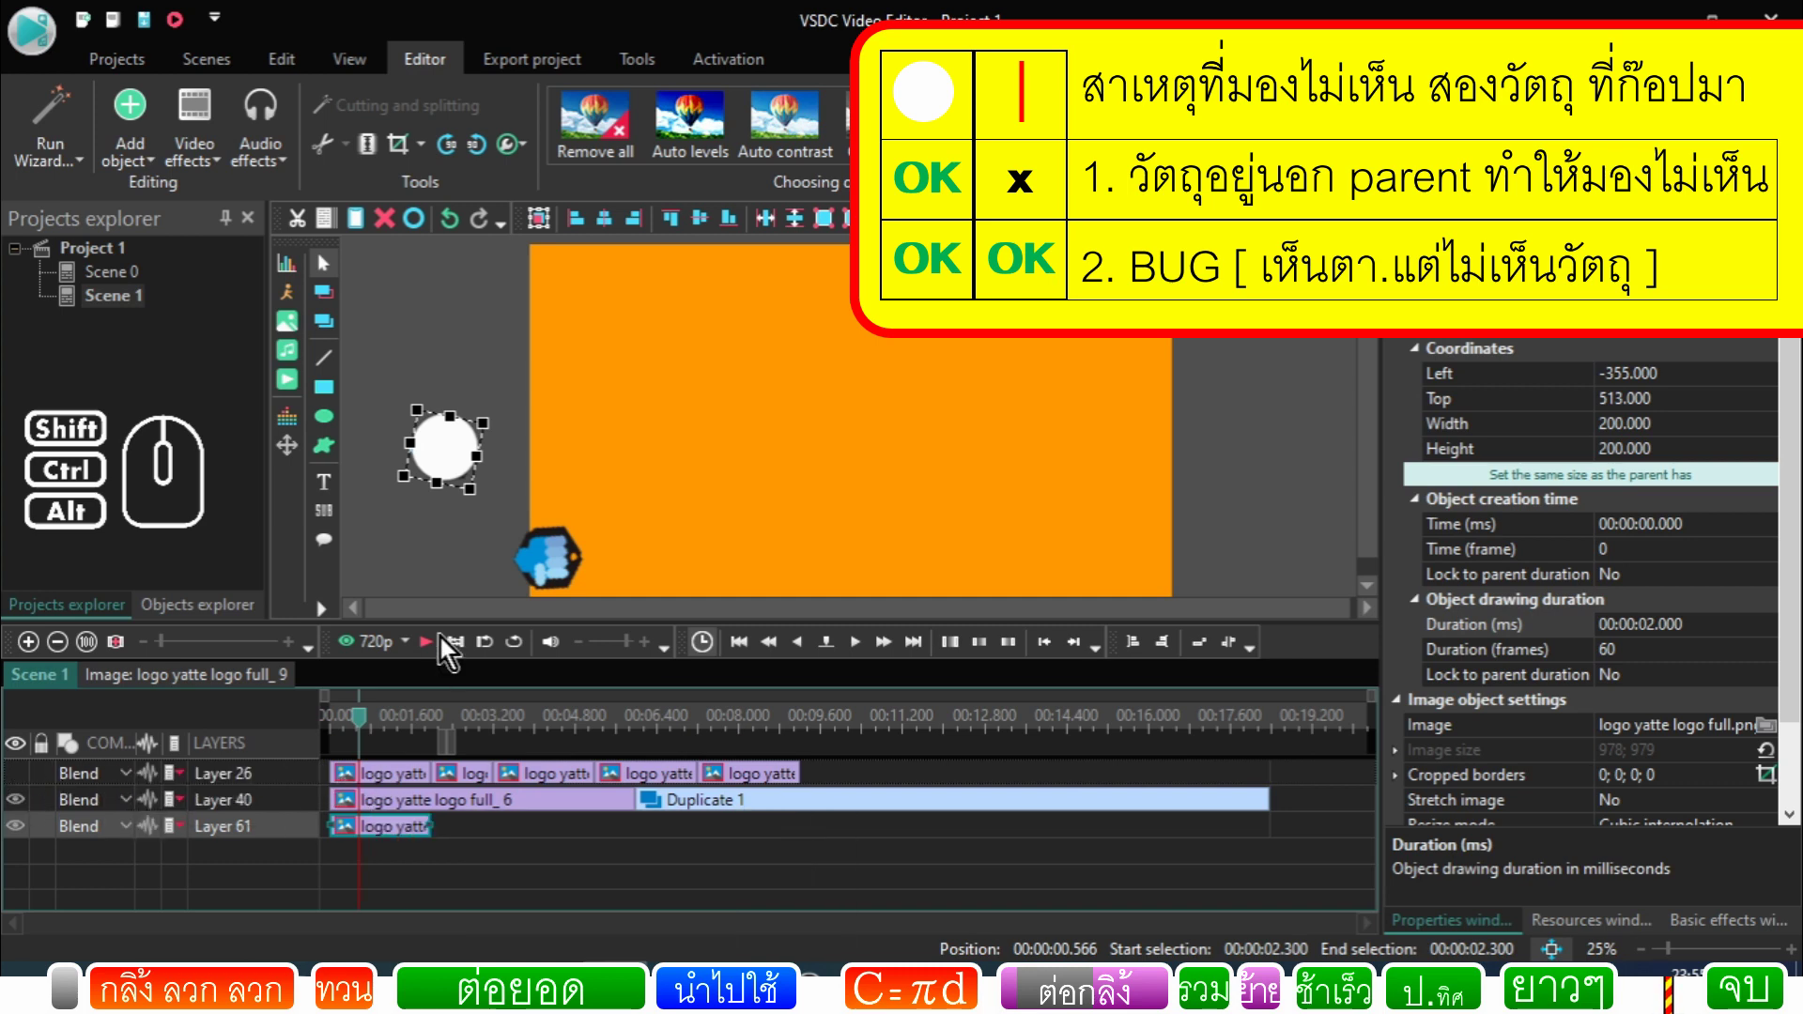
double_click(363, 838)
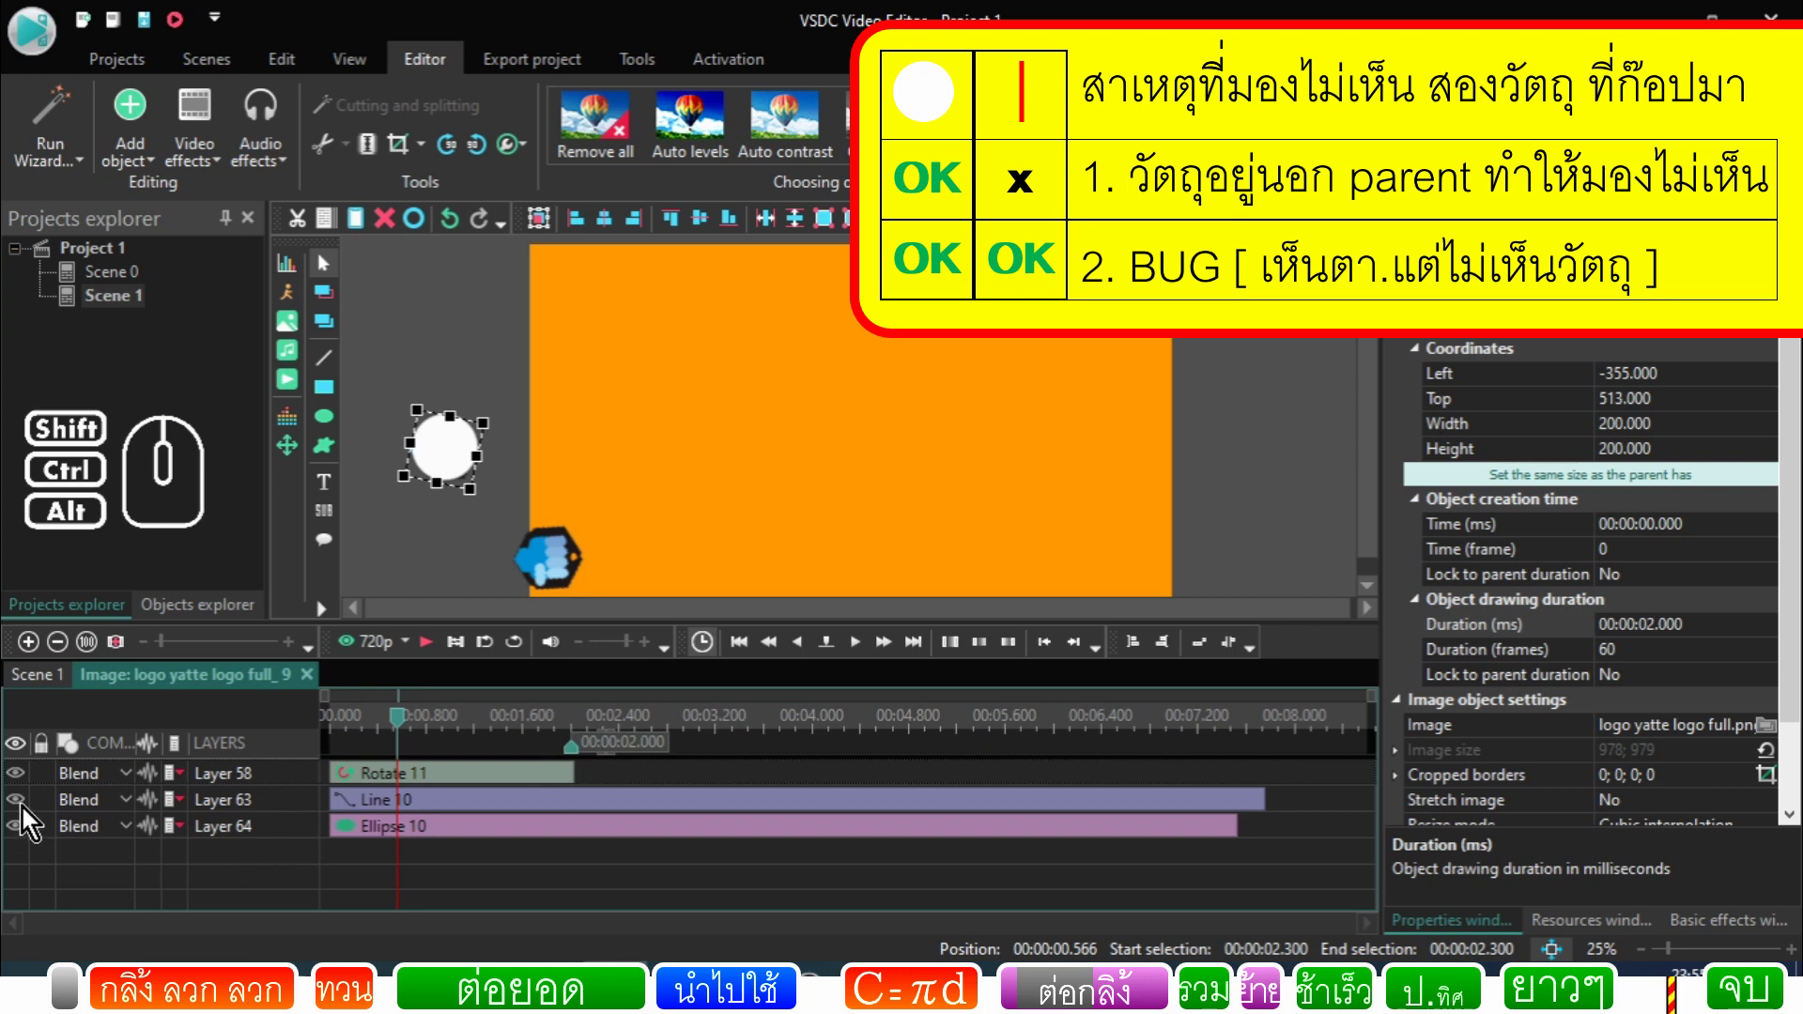
Step: Toggle Line 10 and Ellipse 10 visibility to compare the red line and white circle in the preview
left_click(28, 817)
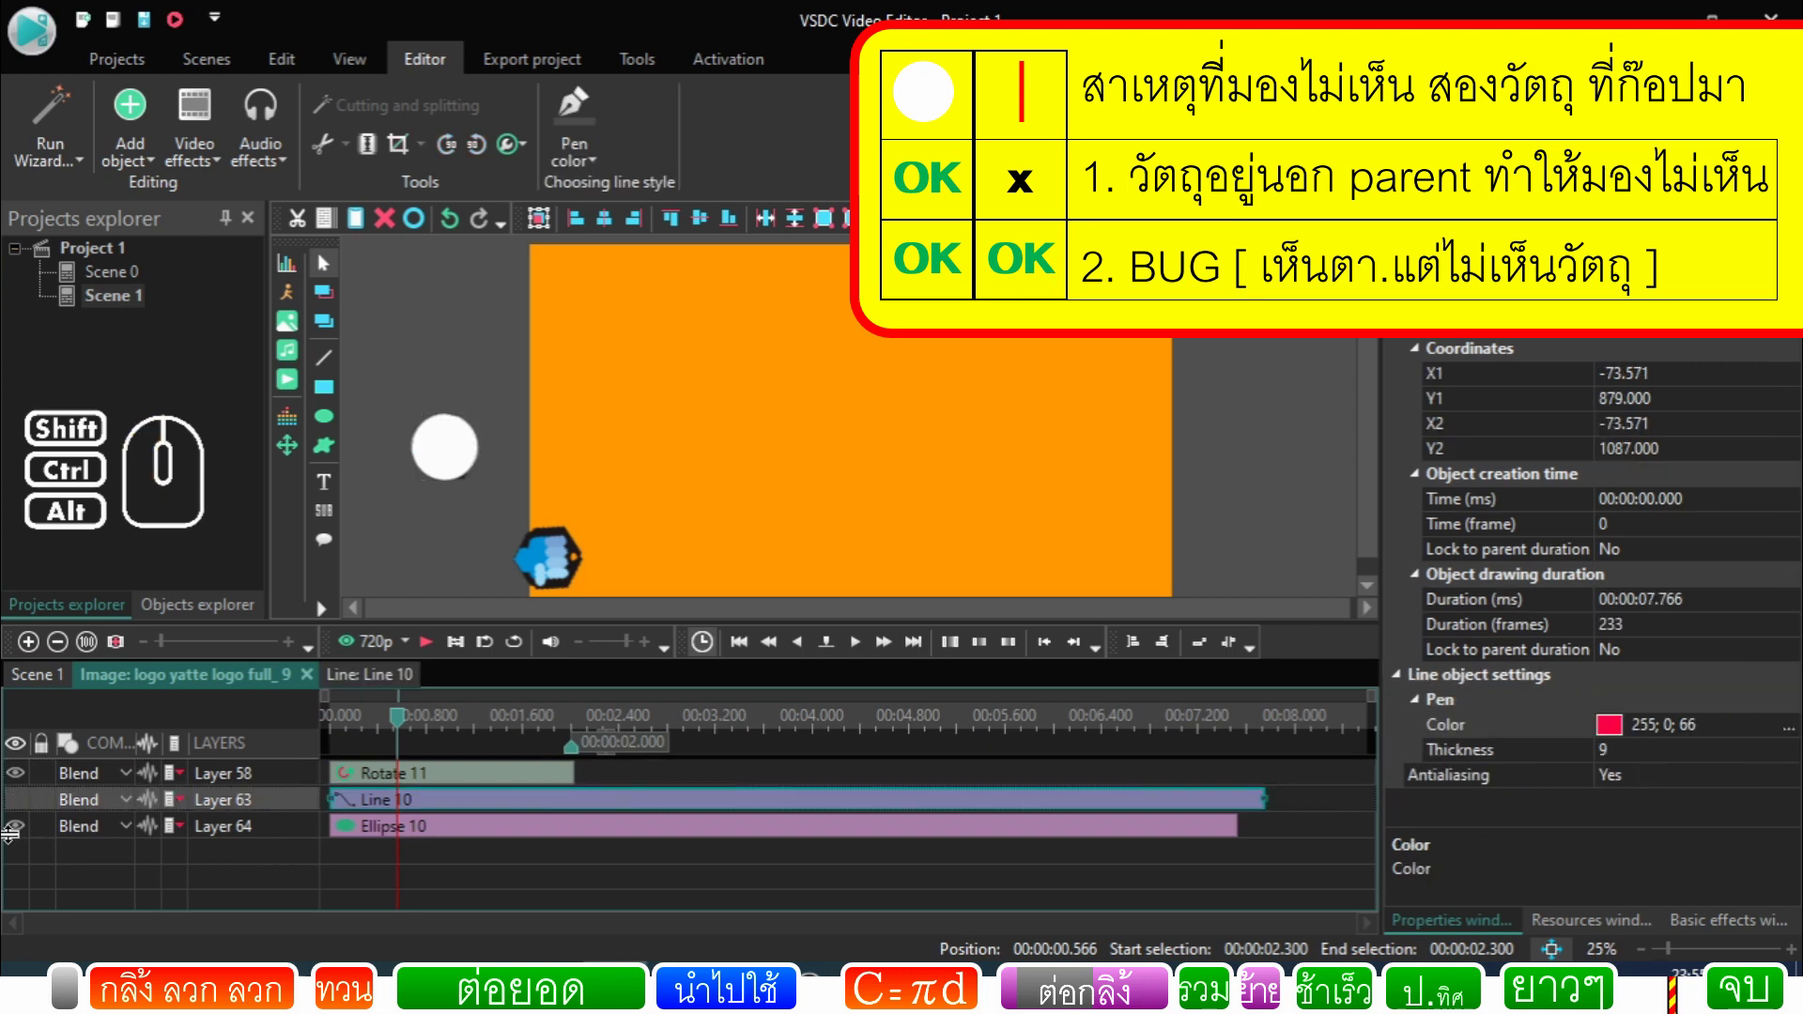
left_click(21, 834)
left_click(21, 815)
left_click(22, 832)
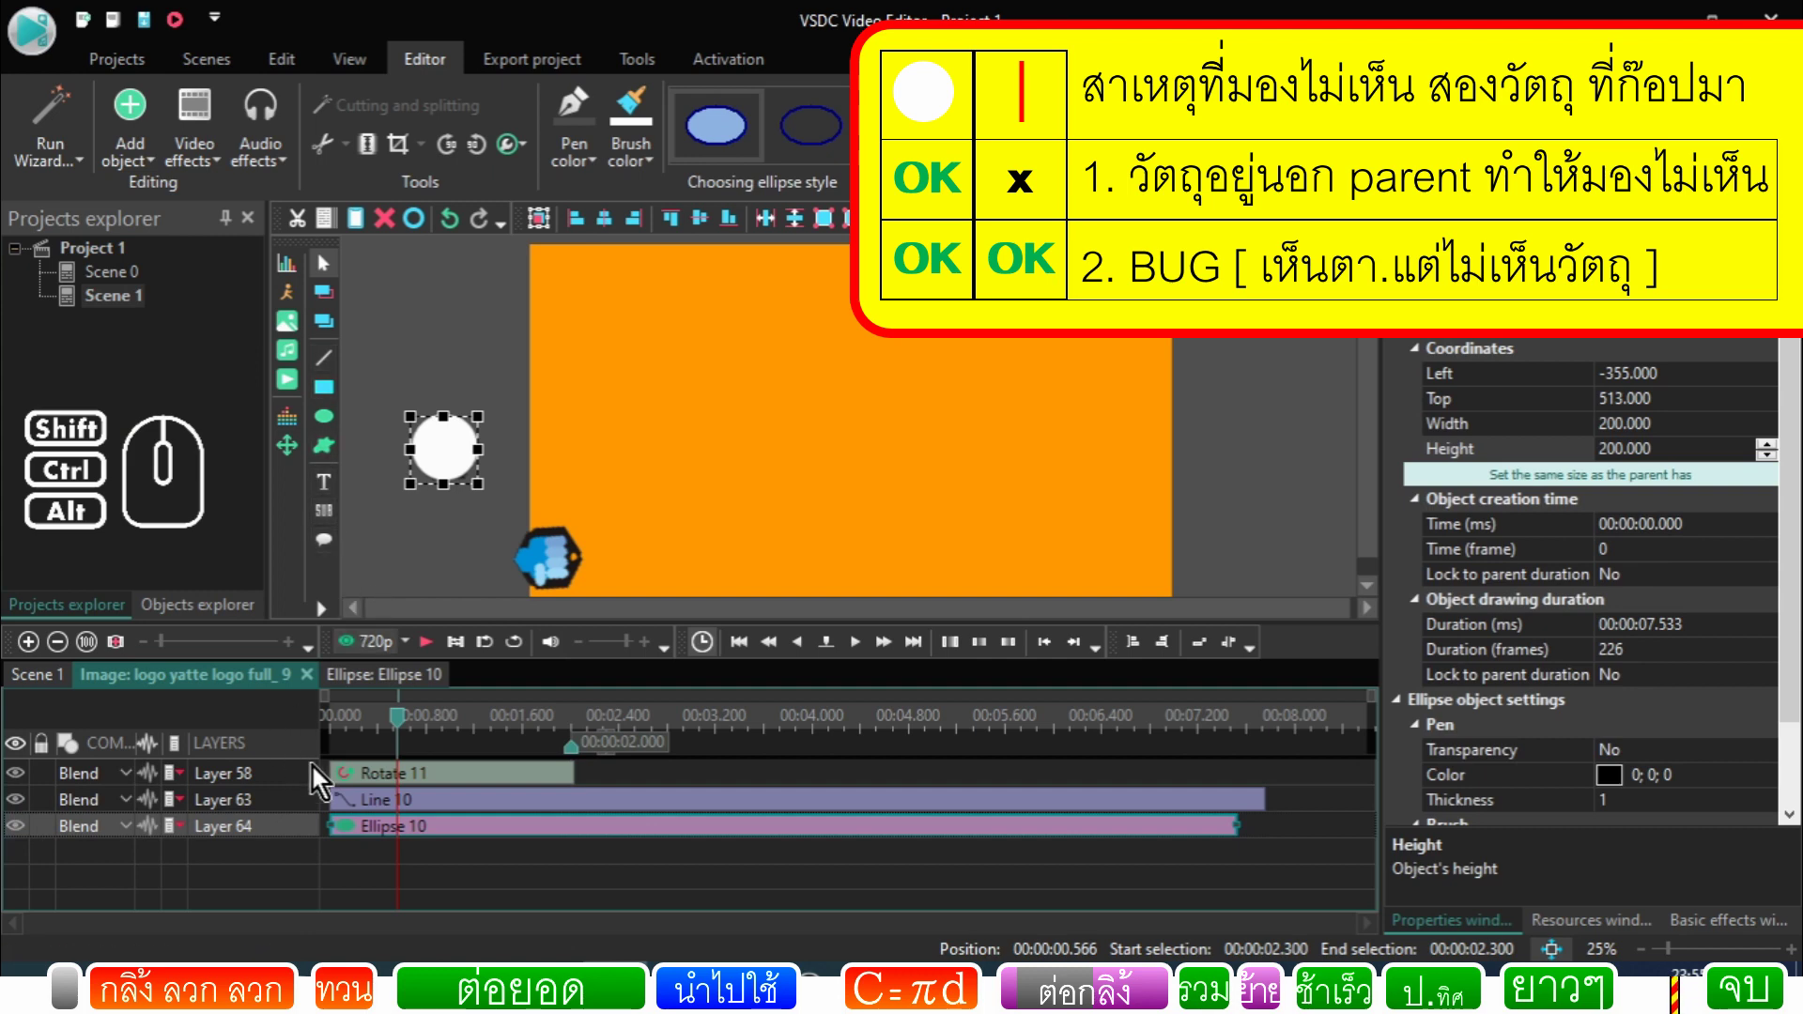
left_click(30, 813)
left_click(29, 837)
left_click(28, 817)
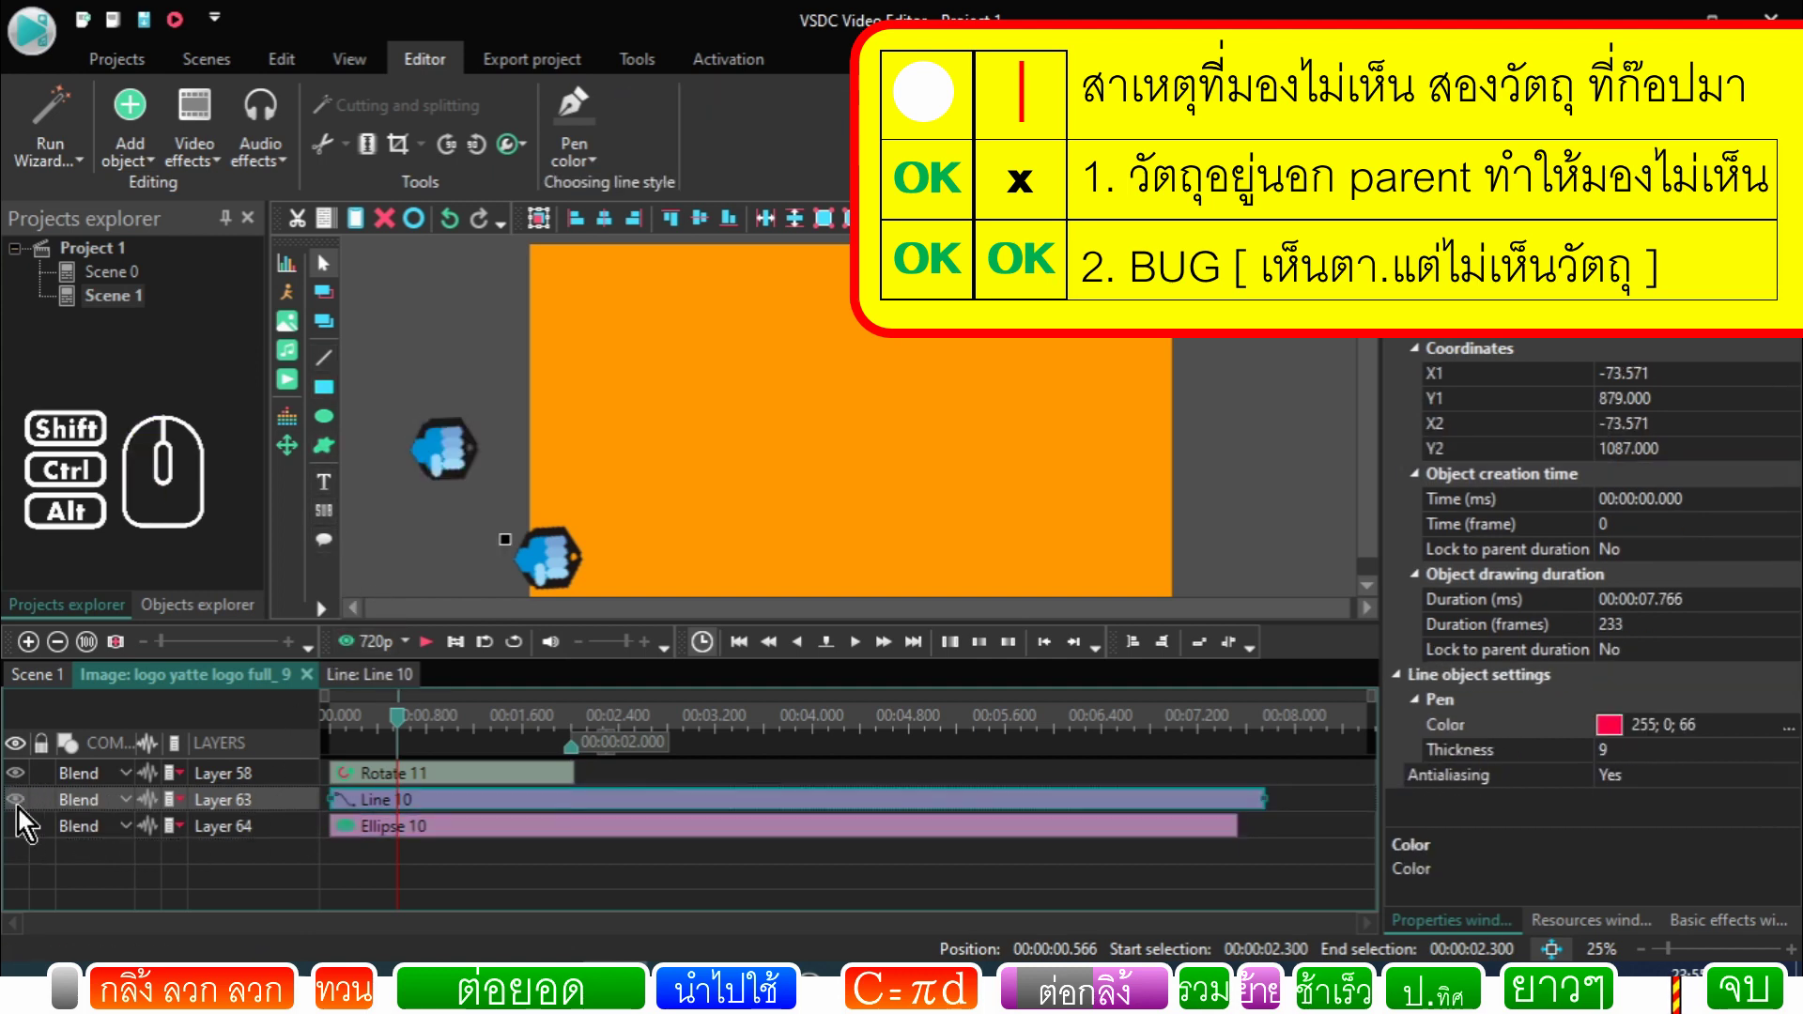
left_click(21, 842)
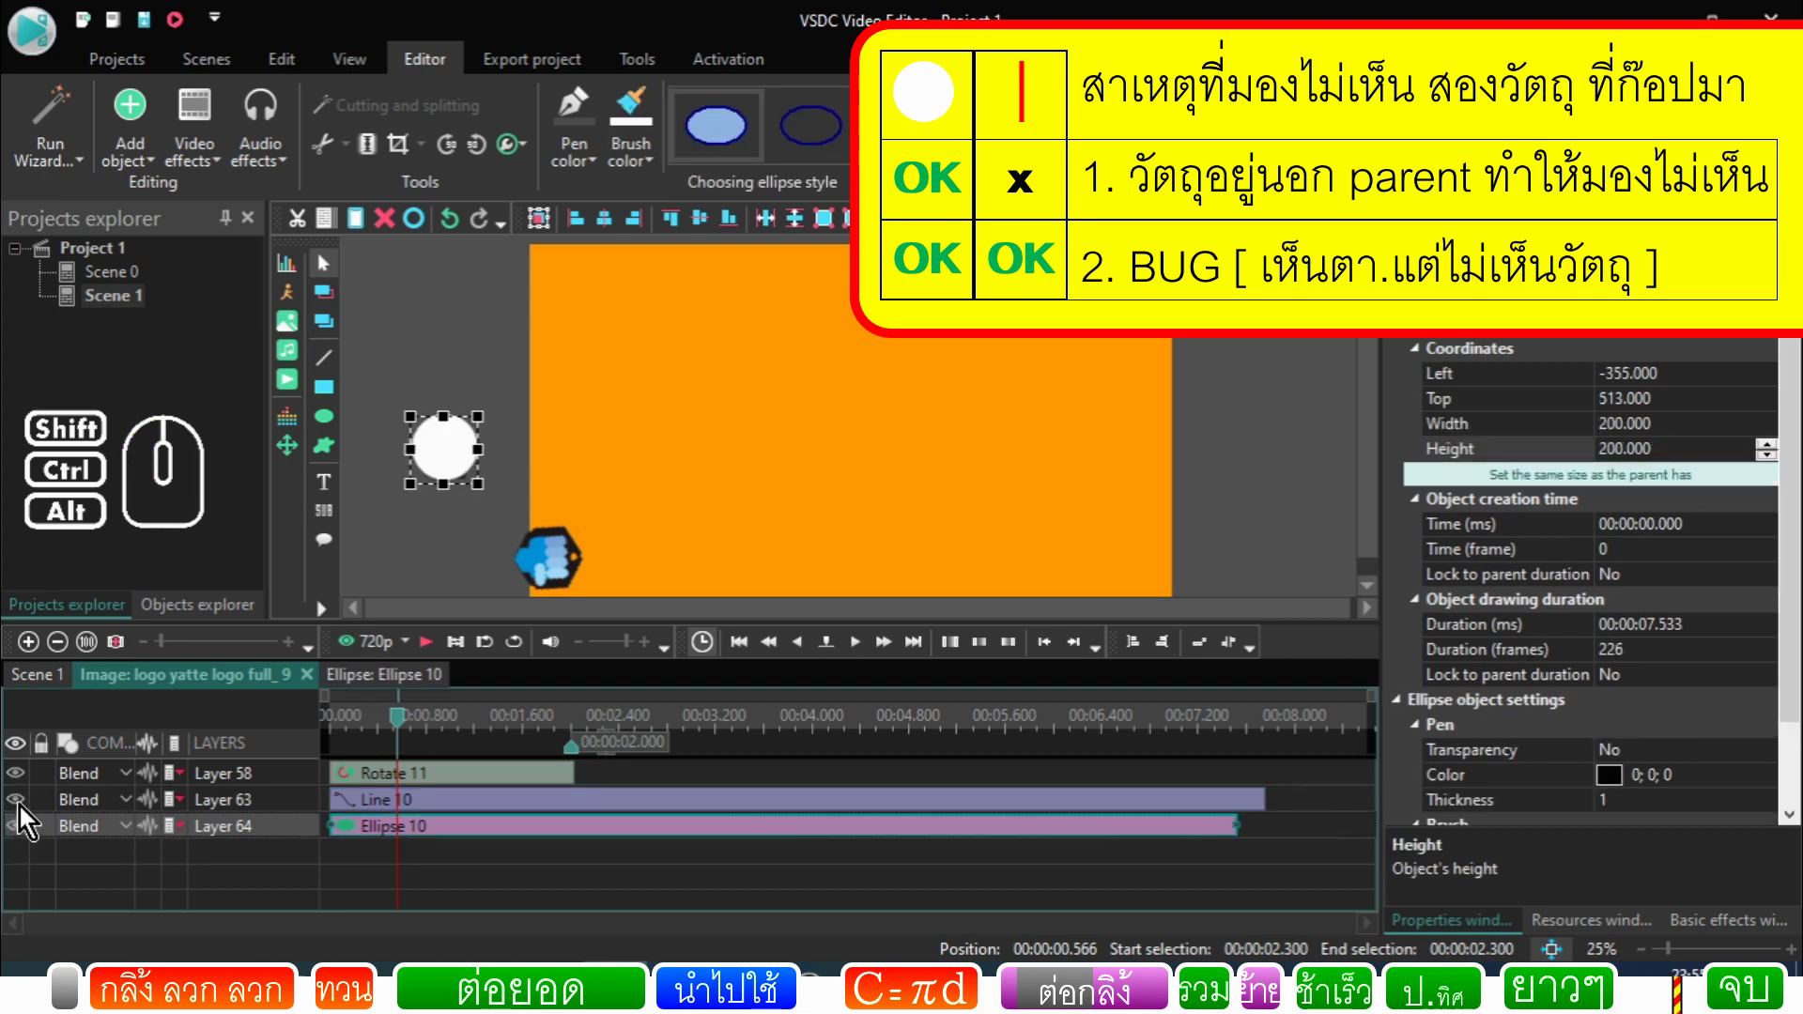
left_click(29, 815)
left_click(29, 834)
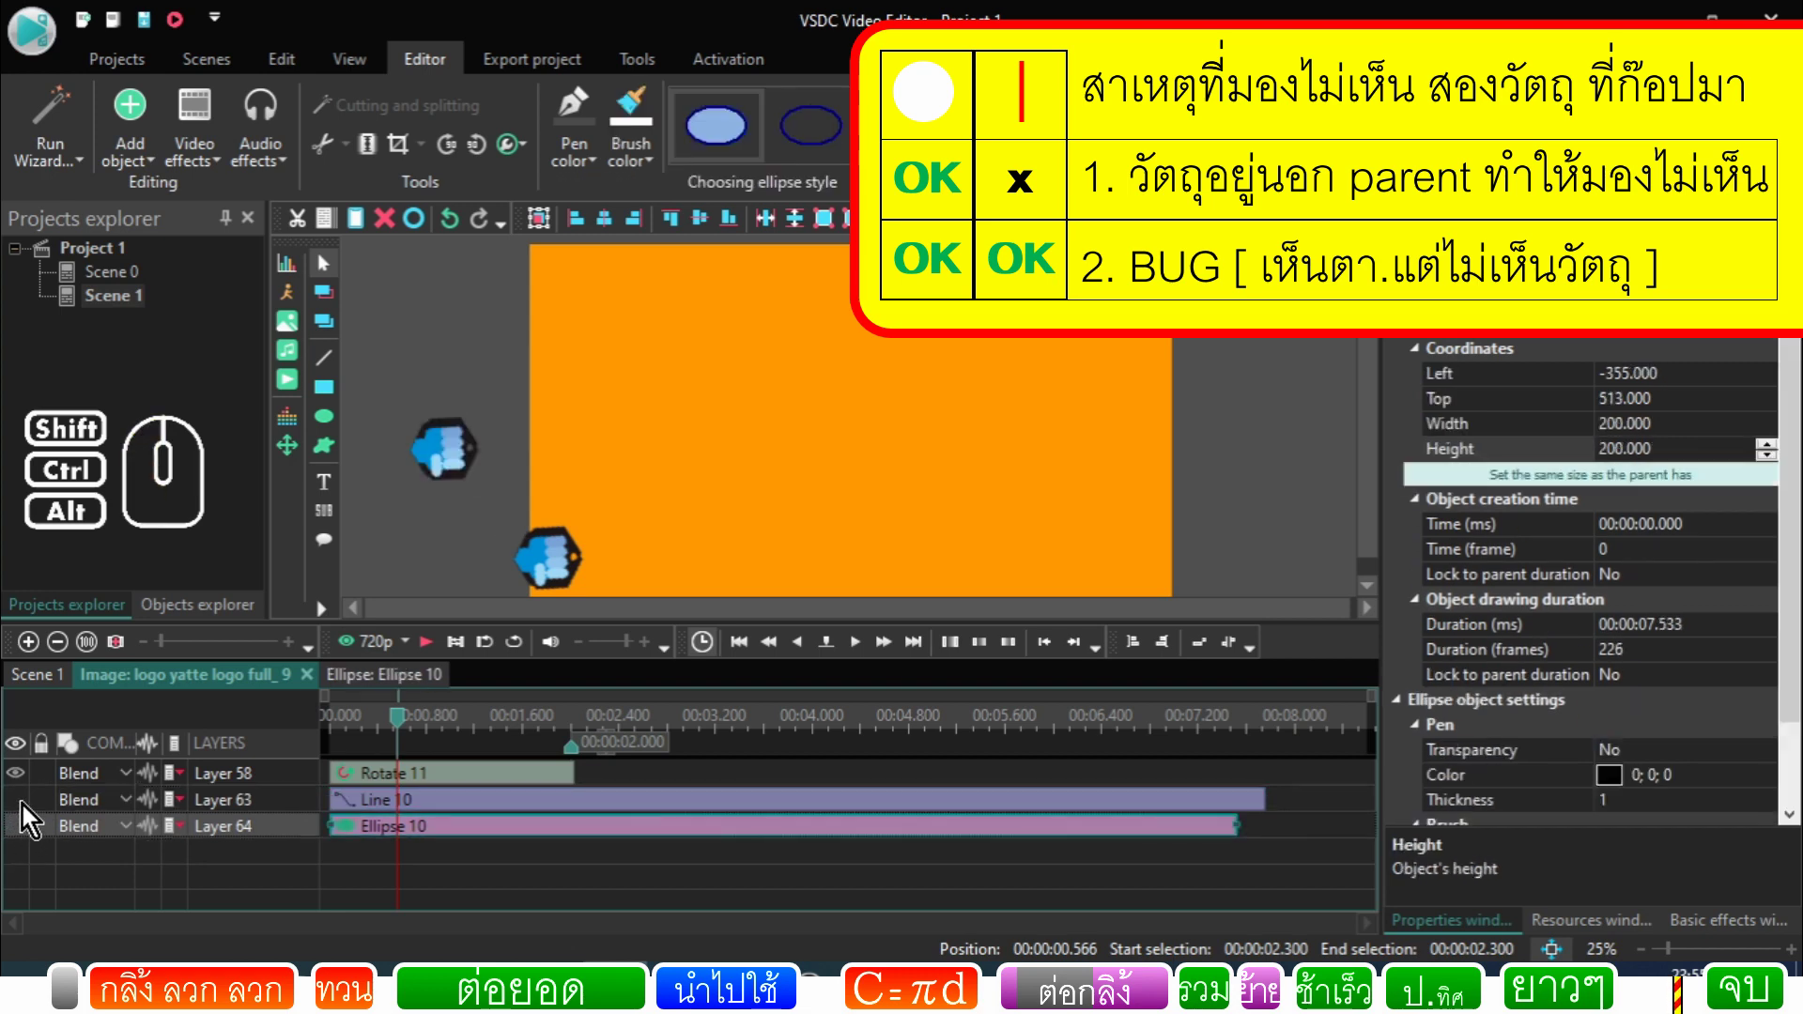
left_click(31, 813)
left_click(29, 833)
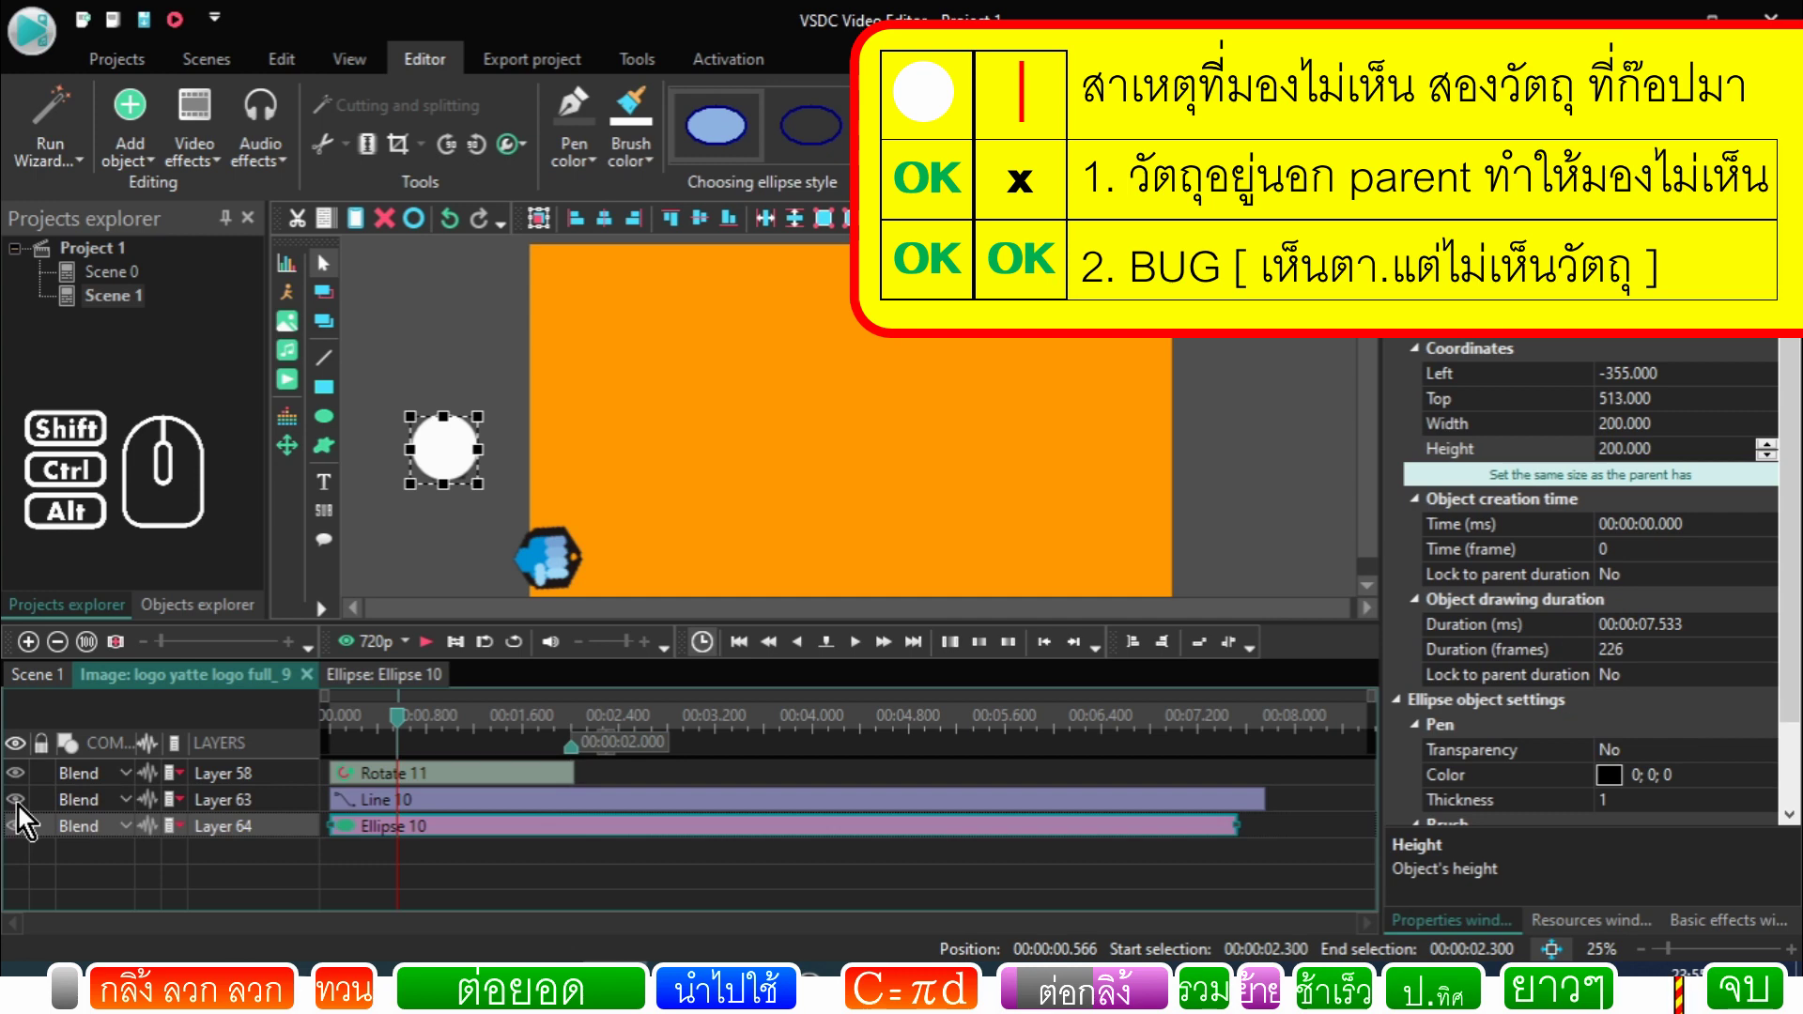
left_click(25, 815)
left_click(25, 841)
Step: Leave both layers visible and select the red Line 10 object to show its properties
left_click(24, 820)
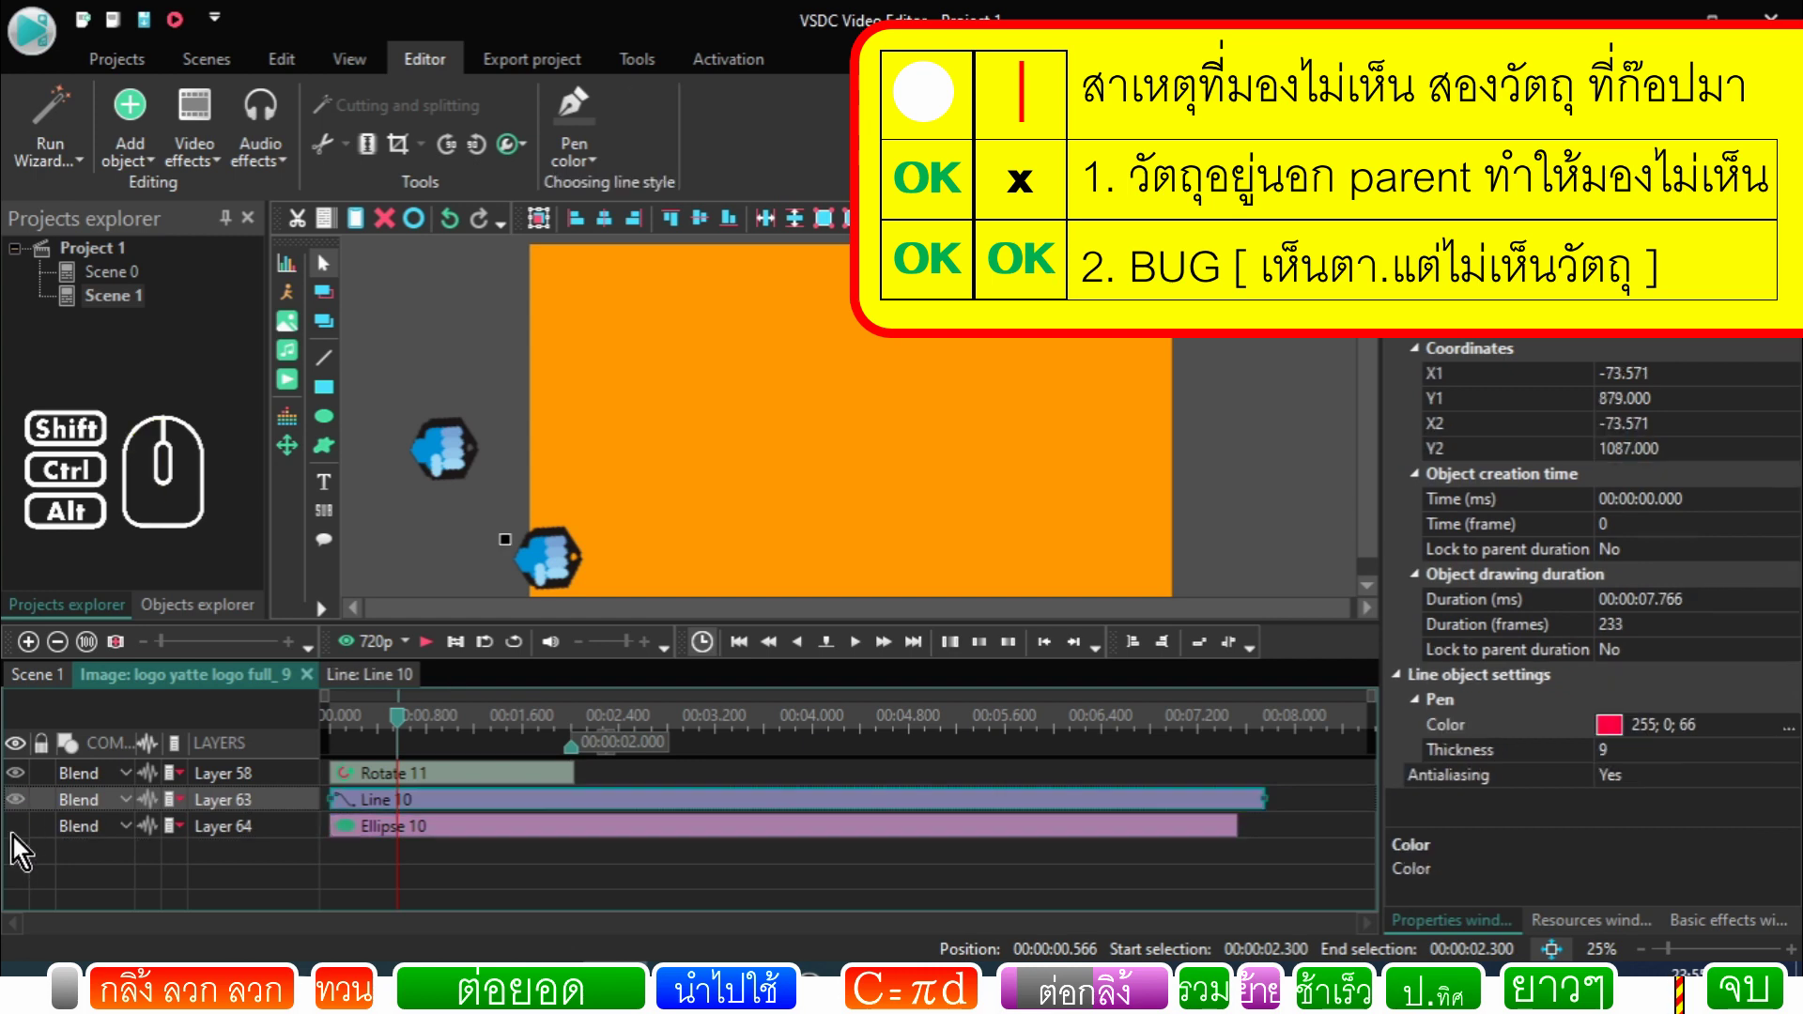
left_click(22, 832)
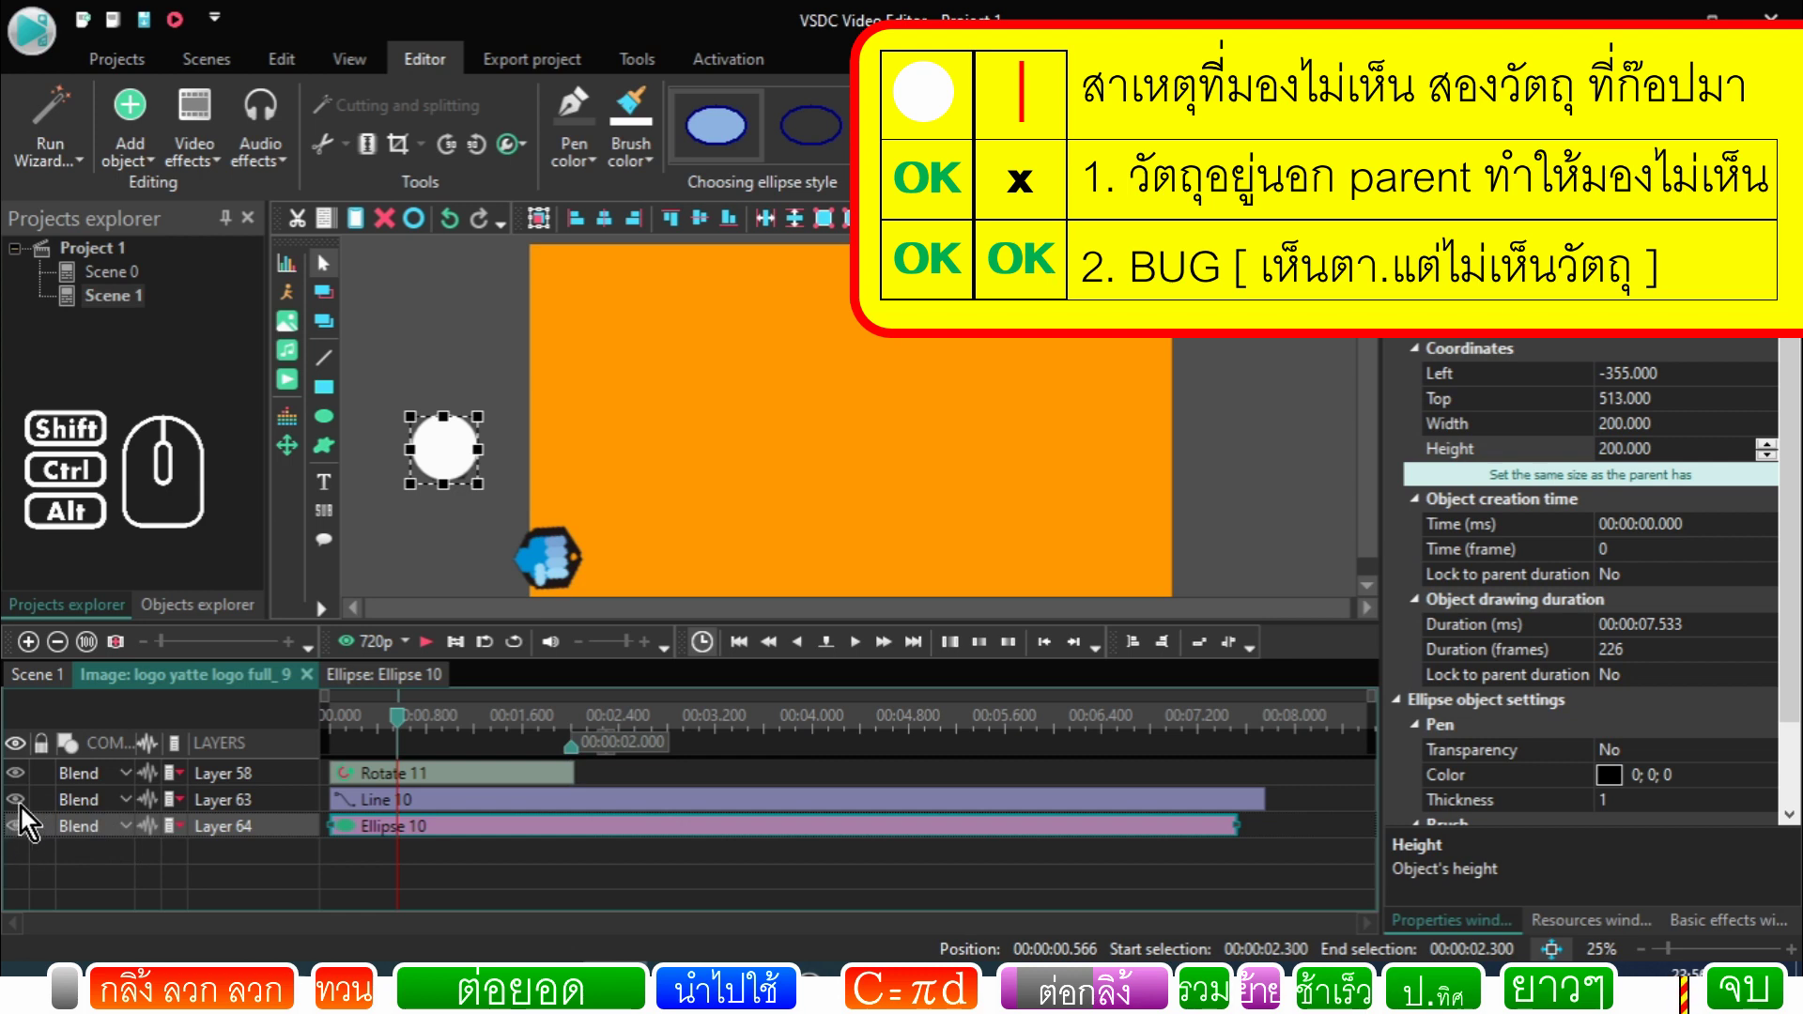
left_click(25, 812)
left_click(24, 812)
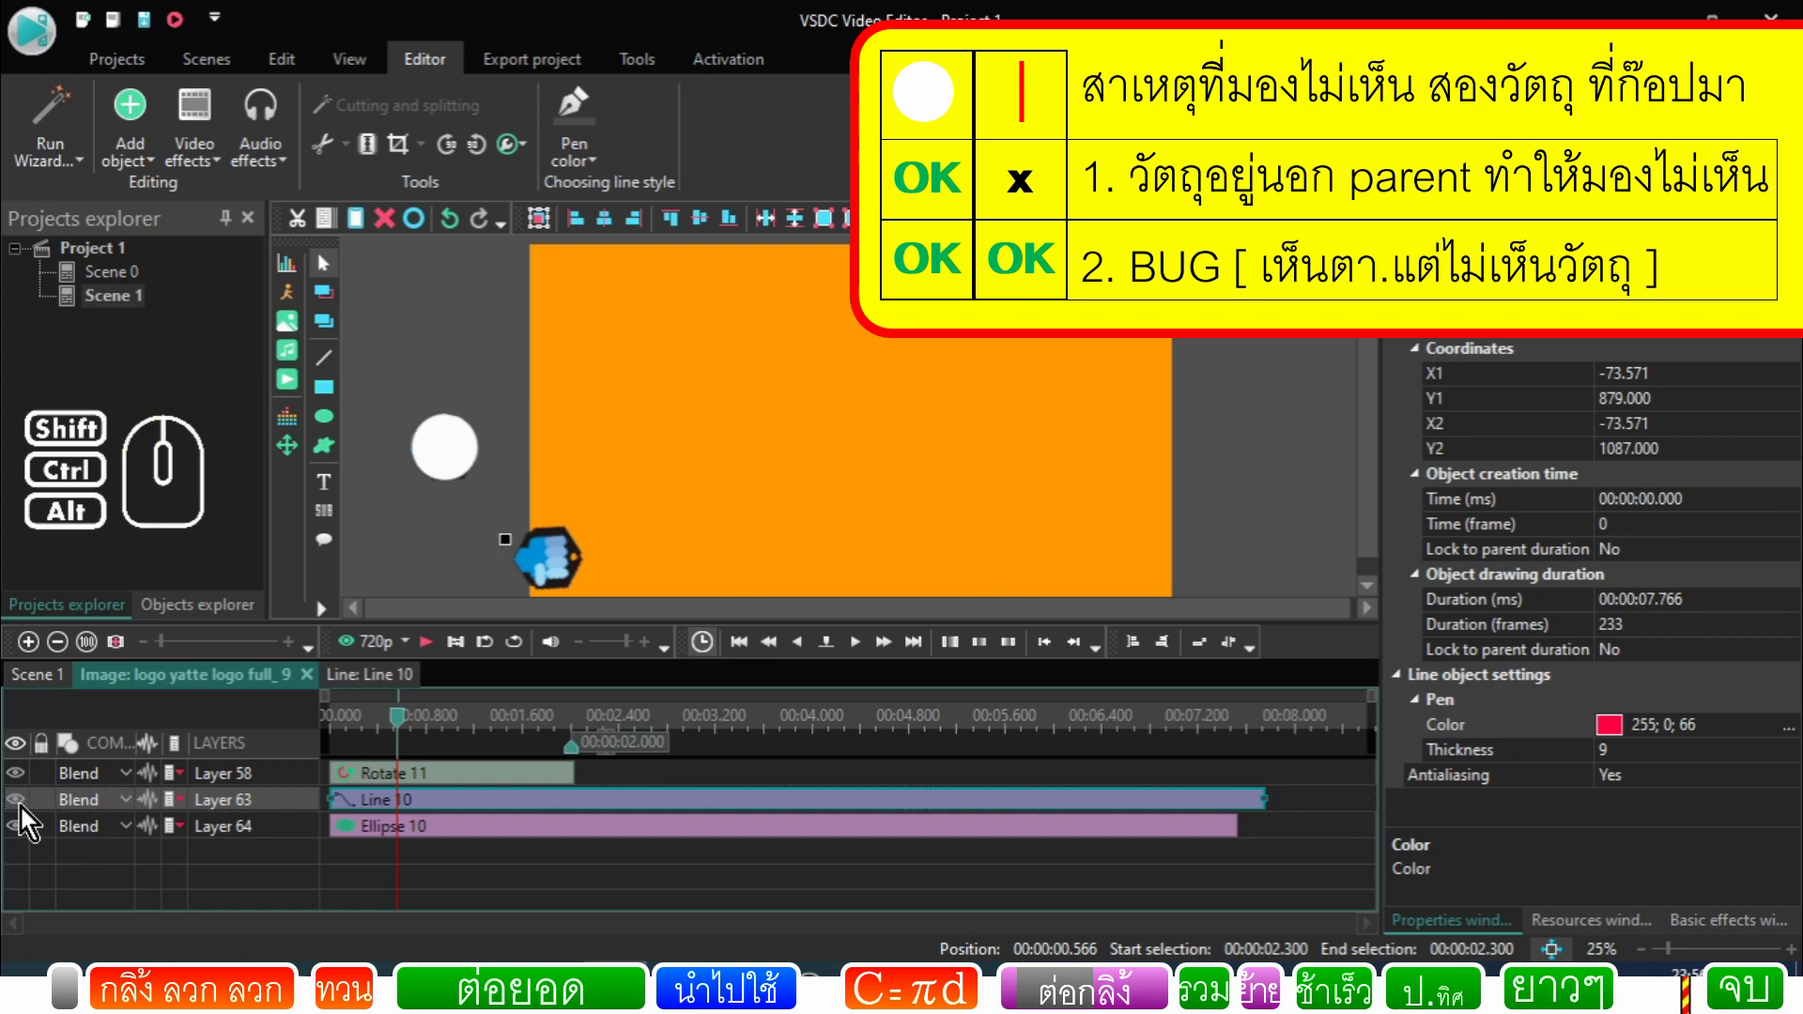
left_click(21, 841)
left_click(28, 835)
left_click(361, 831)
left_click(373, 812)
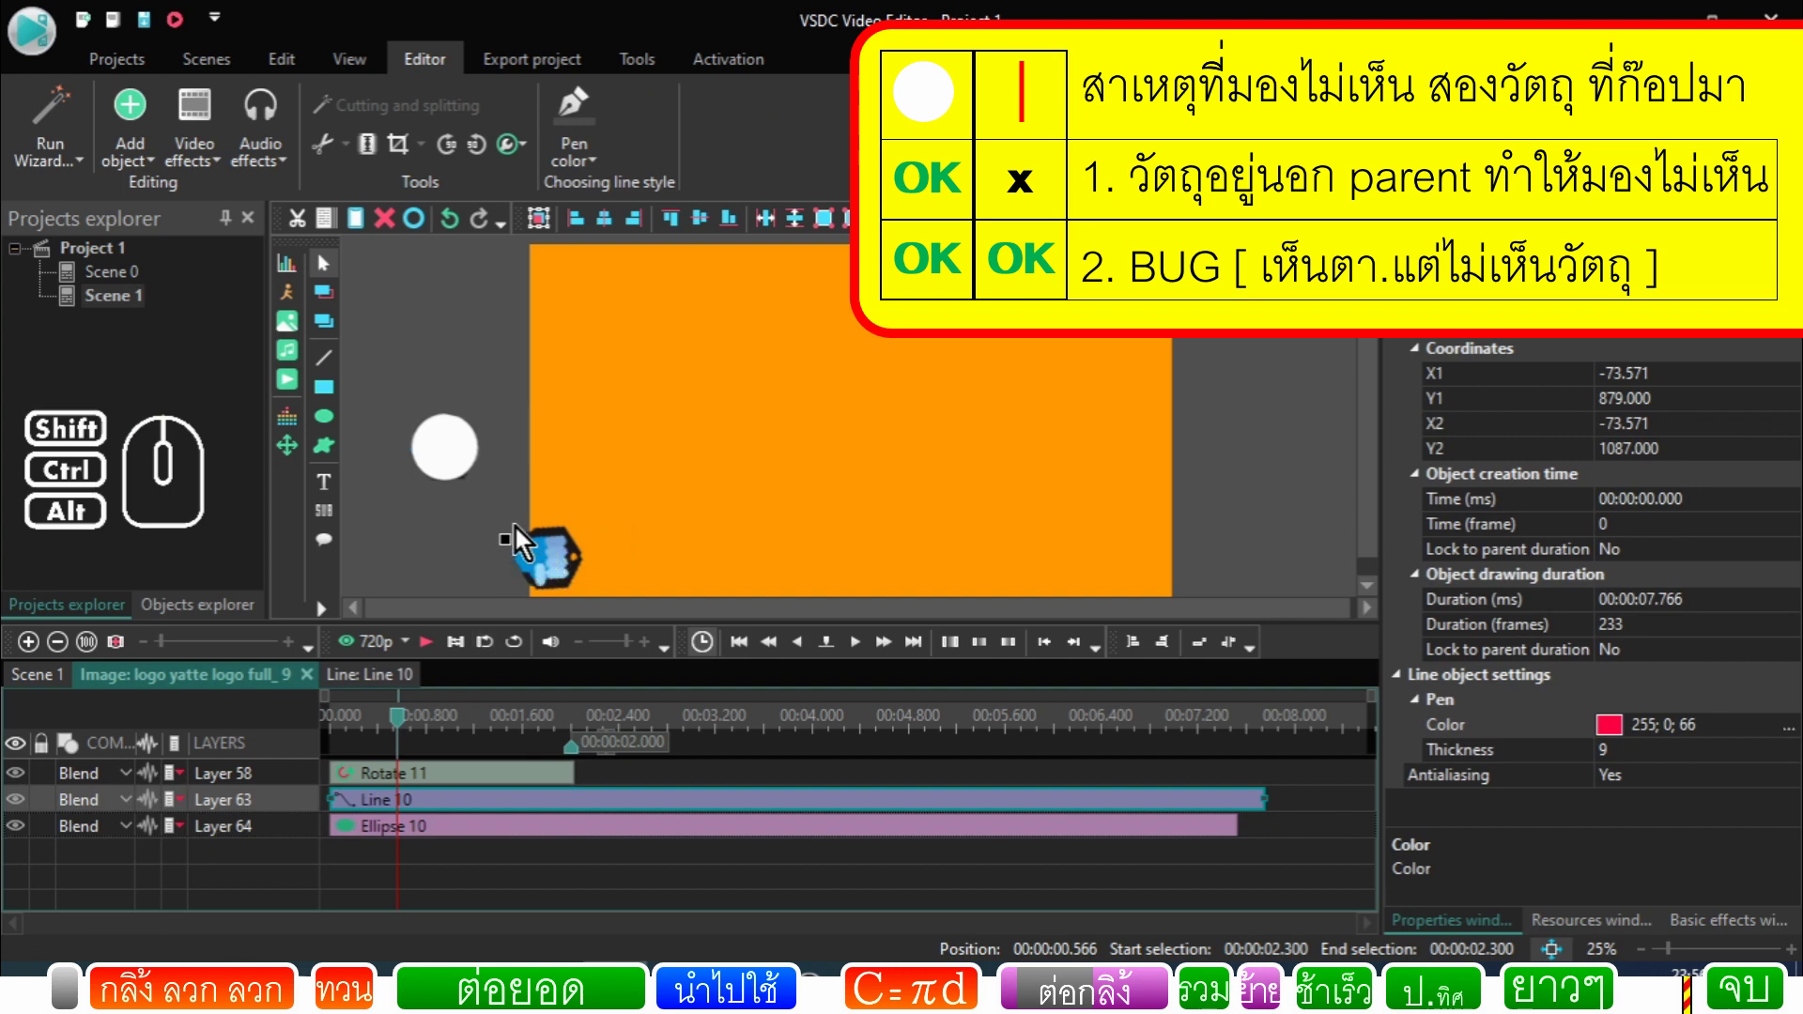
left_click(452, 813)
Step: Align Line 10 to horizontal and vertical centre inside the white circle, then rewind to 0
left_click(608, 220)
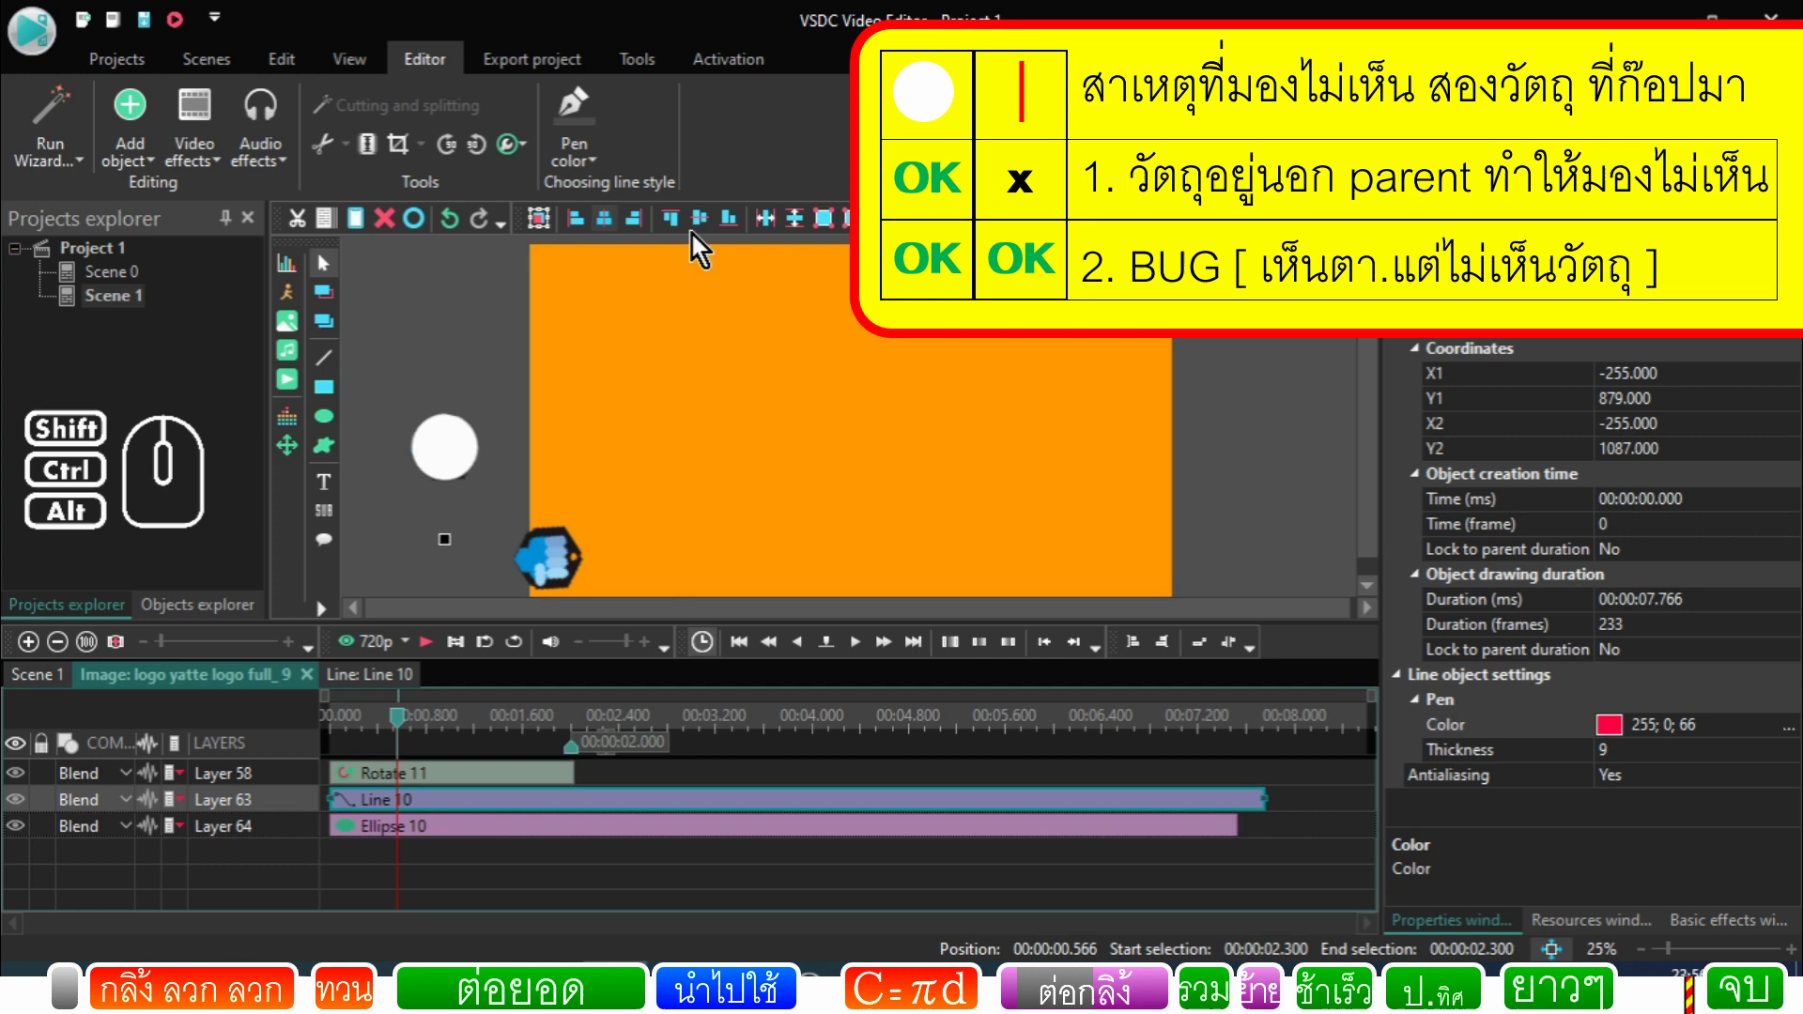
left_click(702, 235)
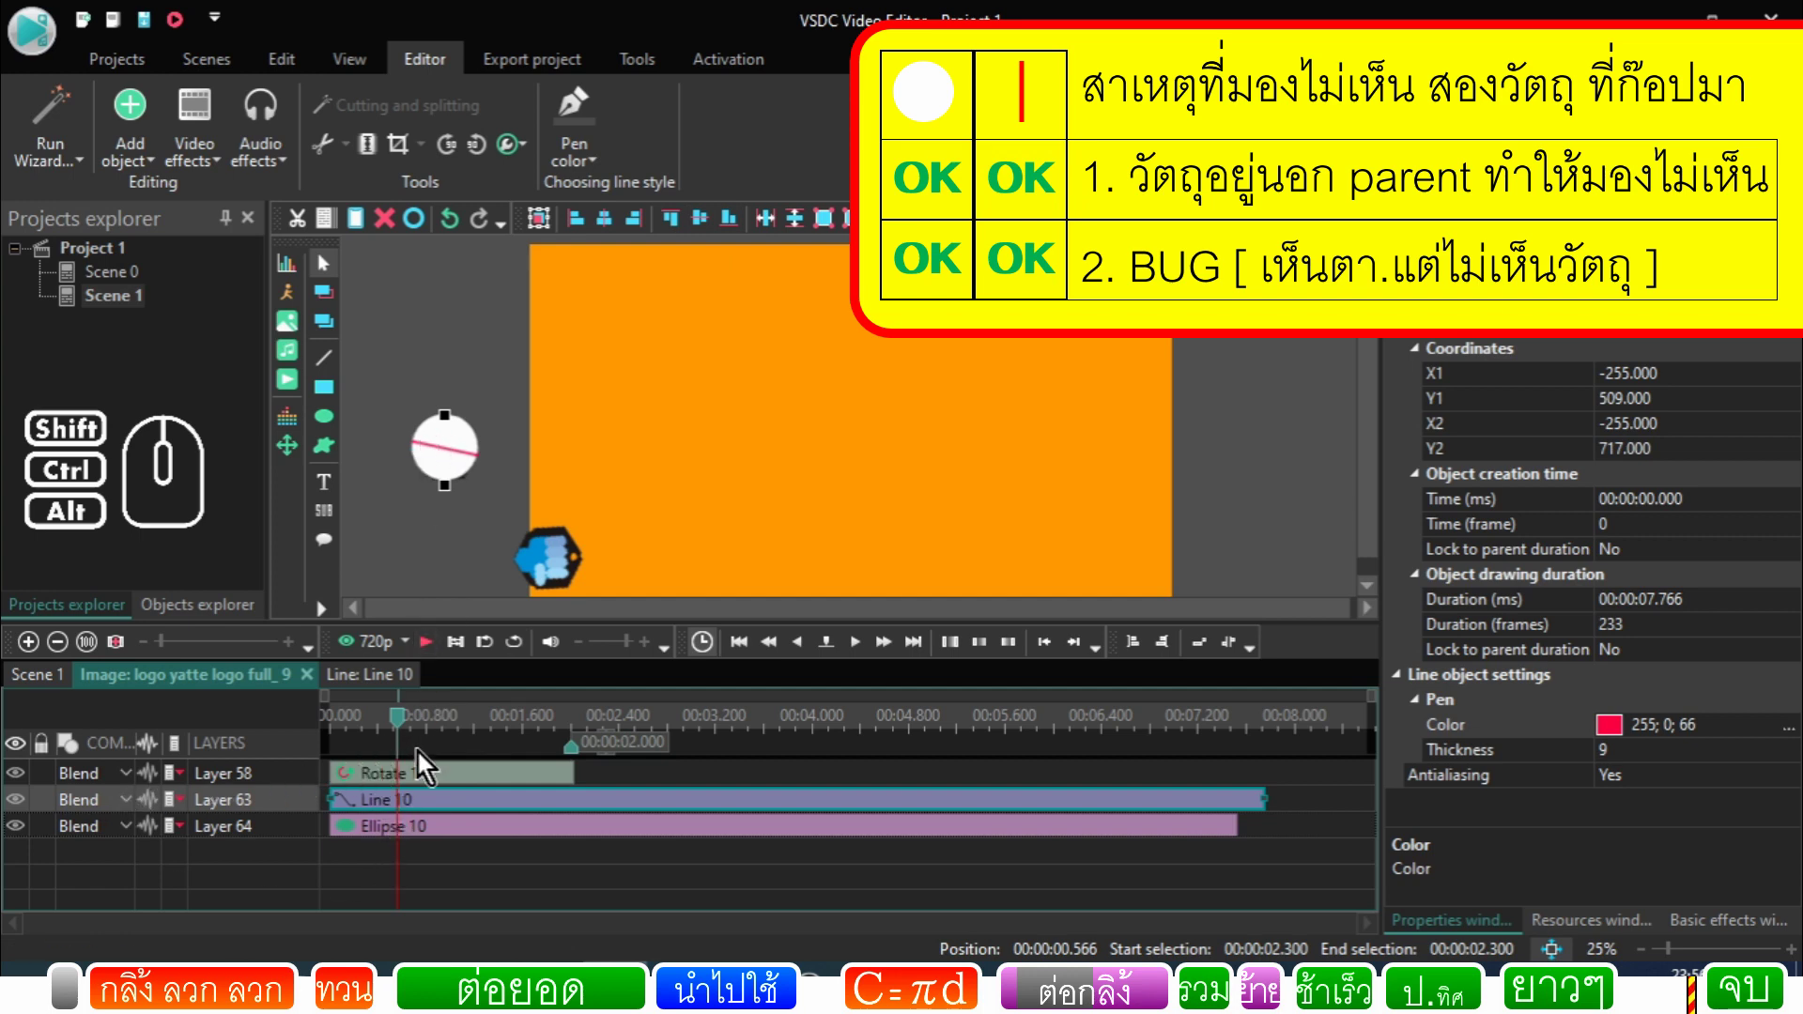
left_click_drag(408, 726, 262, 751)
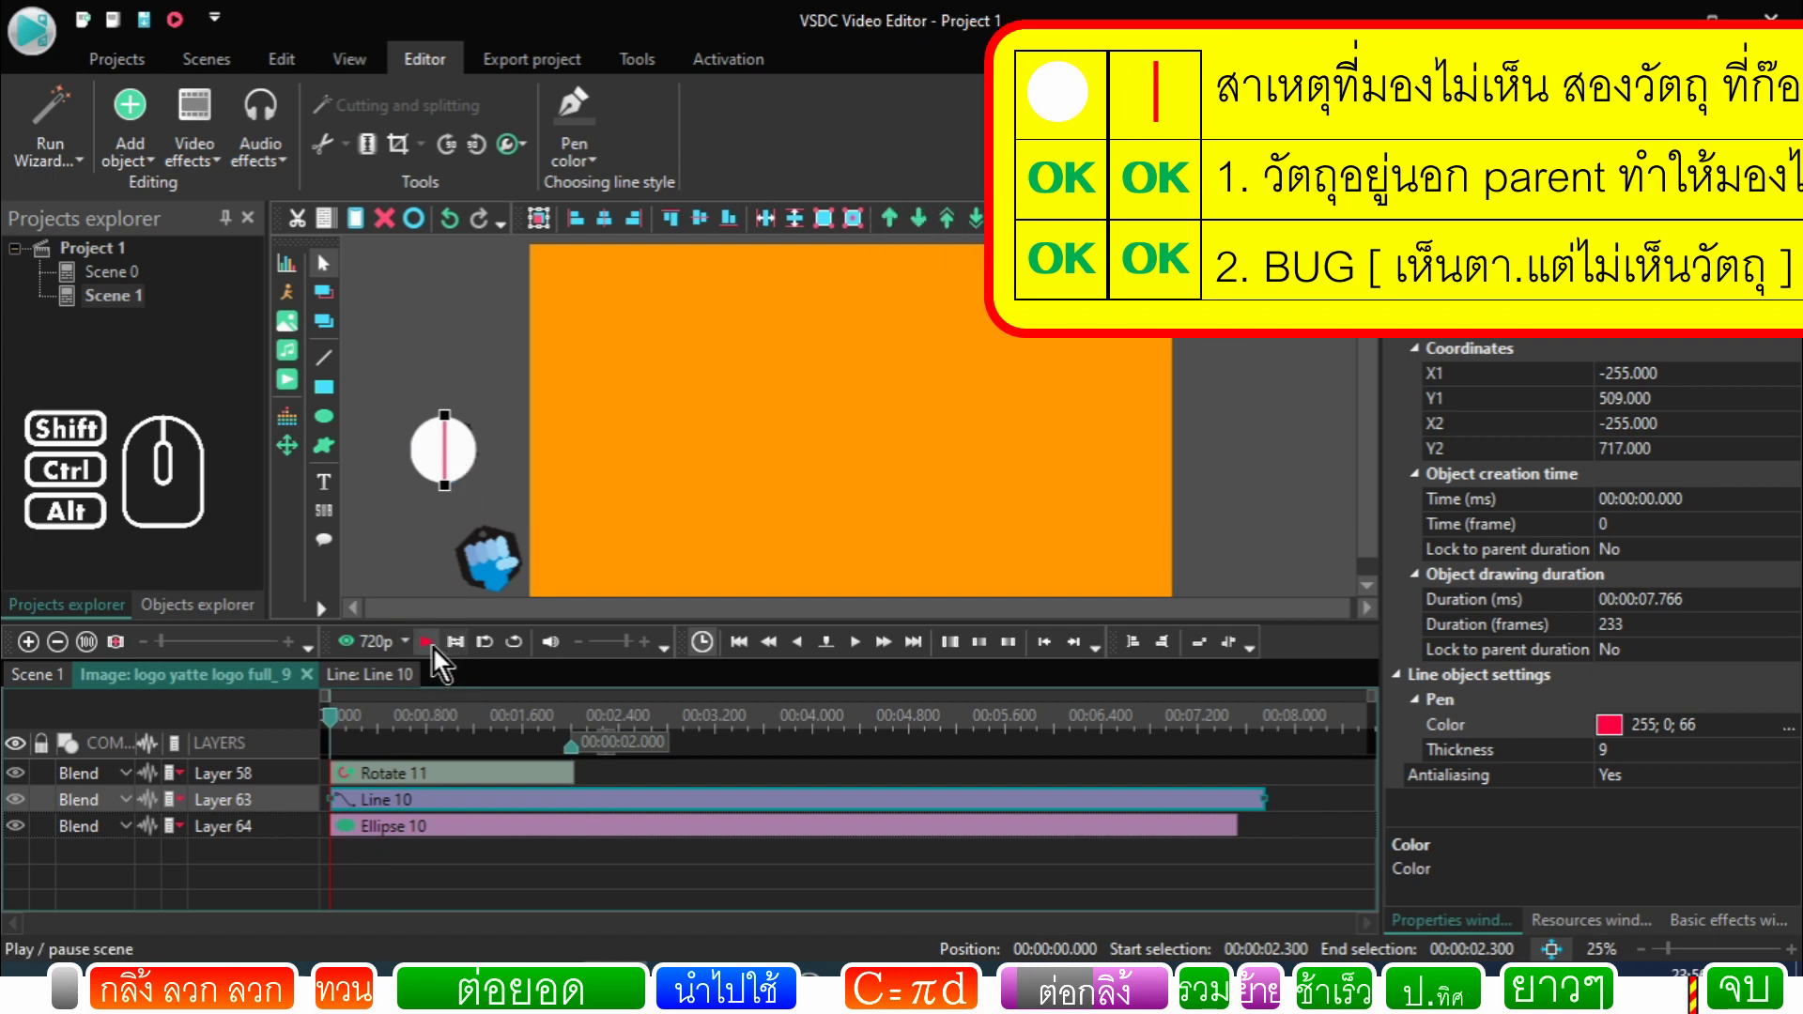
Step: Play the sprite's rolling circle briefly and bring the playhead back to its start
left_click(440, 658)
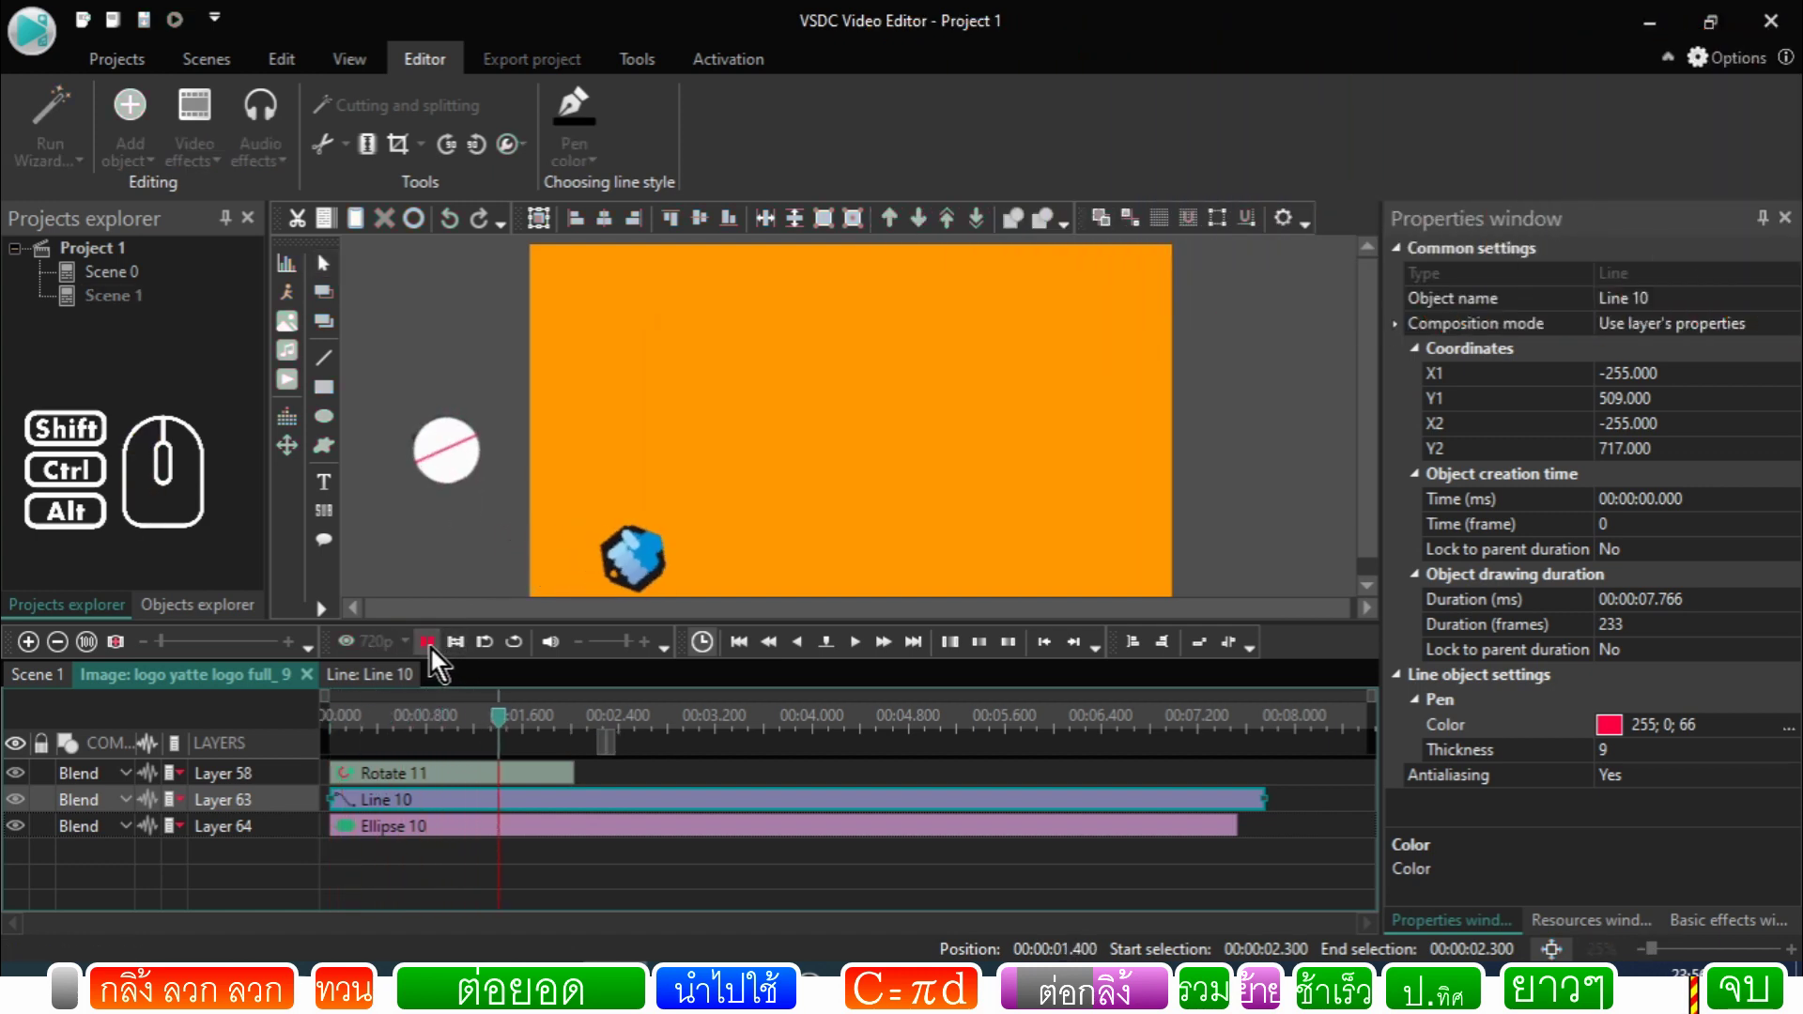
left_click(440, 657)
left_click(409, 729)
left_click_drag(408, 728, 290, 740)
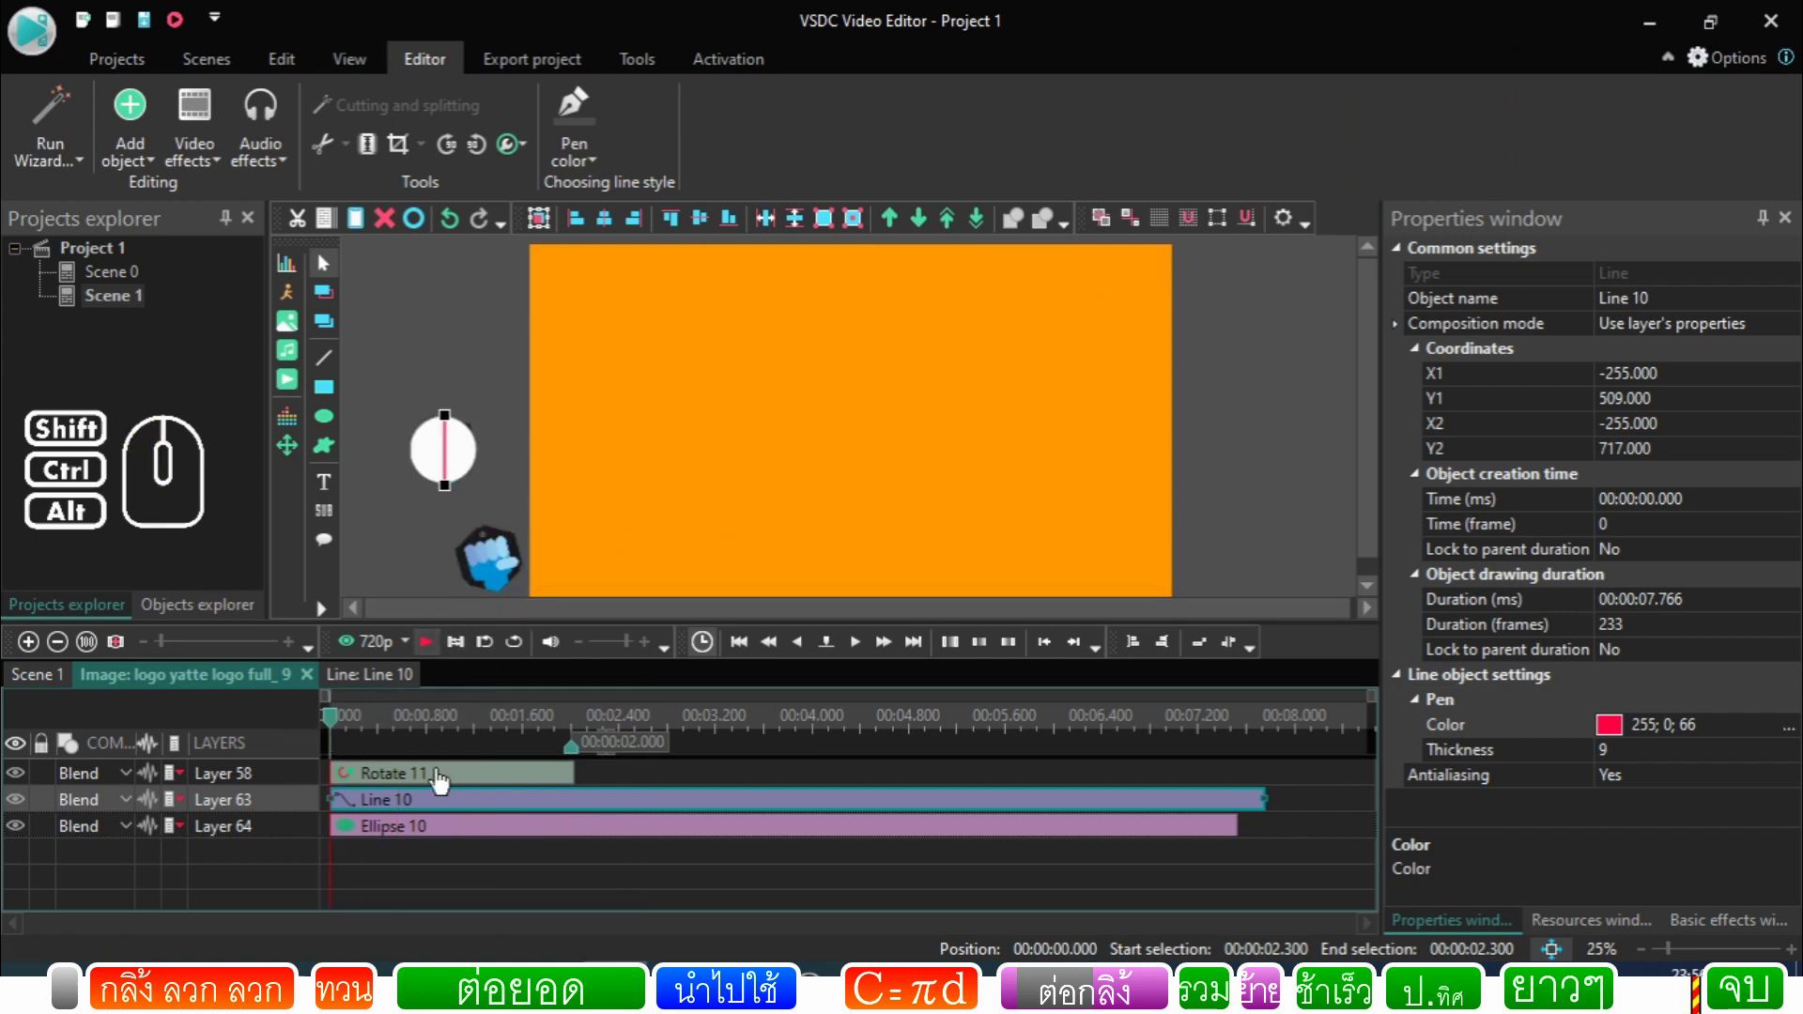
Step: Check Ellipse 10 and Line 10, return to Scene 1 and play the logo rolling along the bottom
left_click(429, 838)
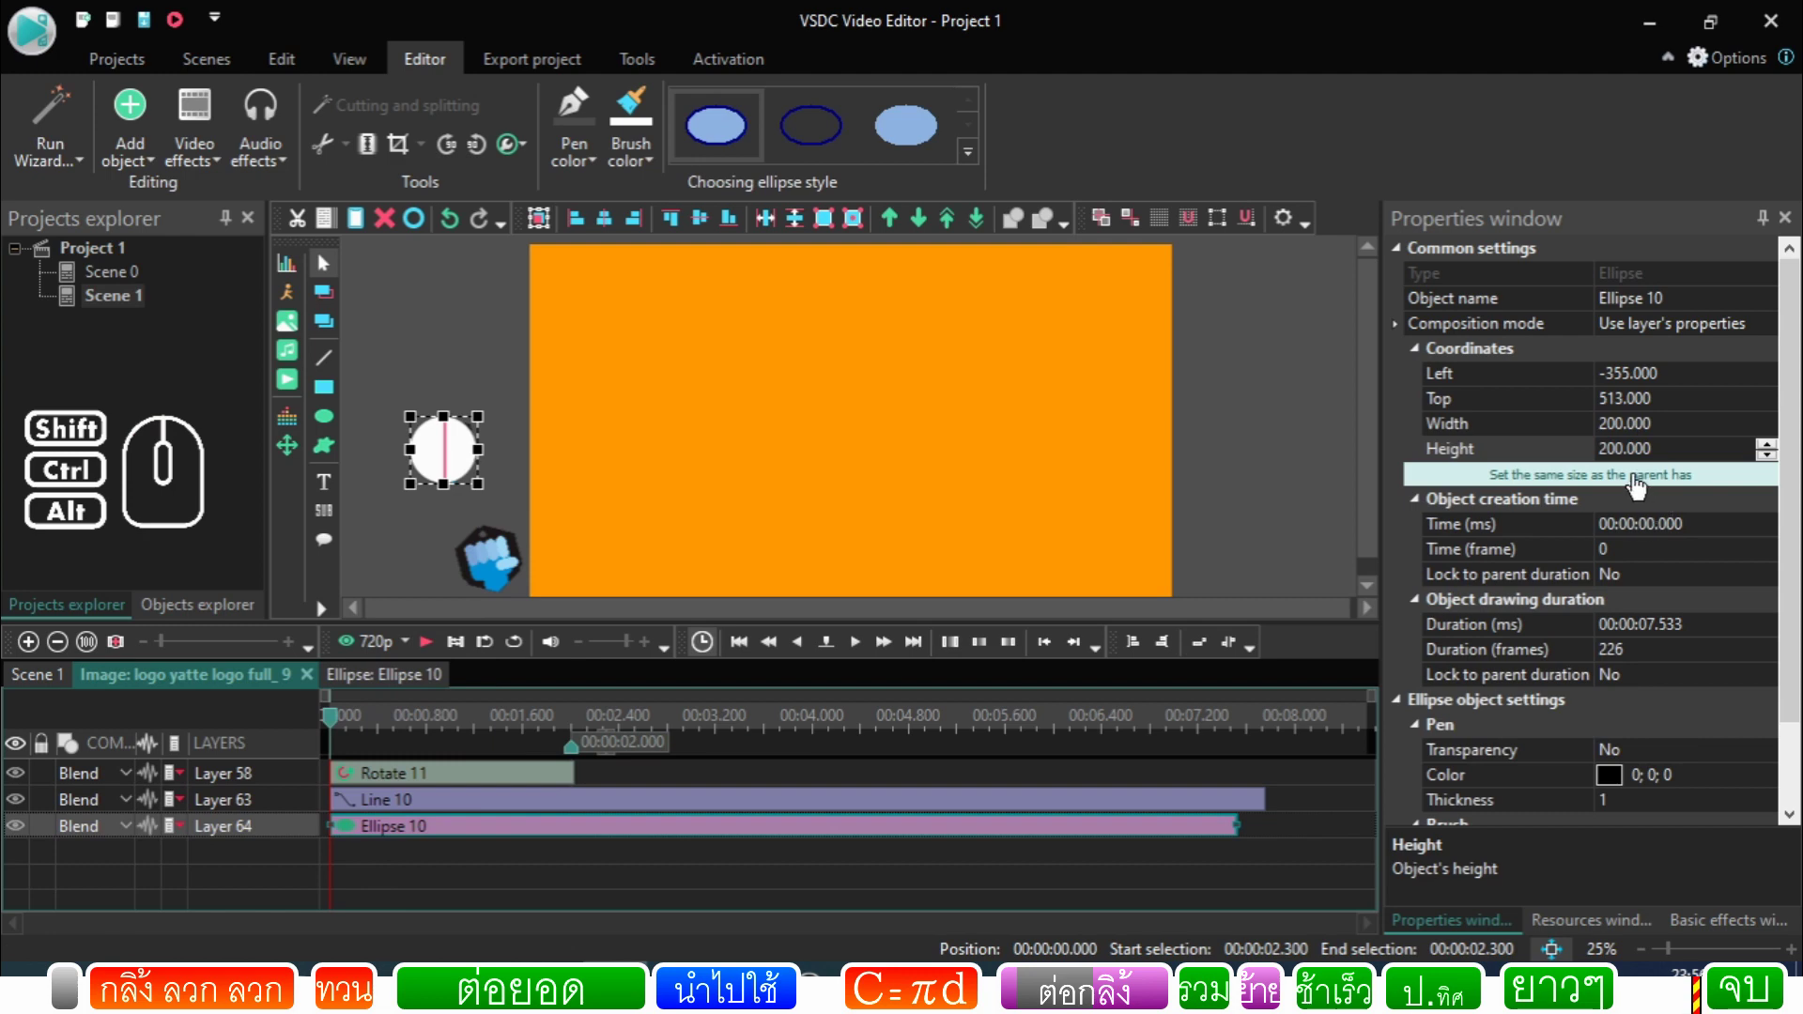
left_click(1643, 487)
left_click(409, 806)
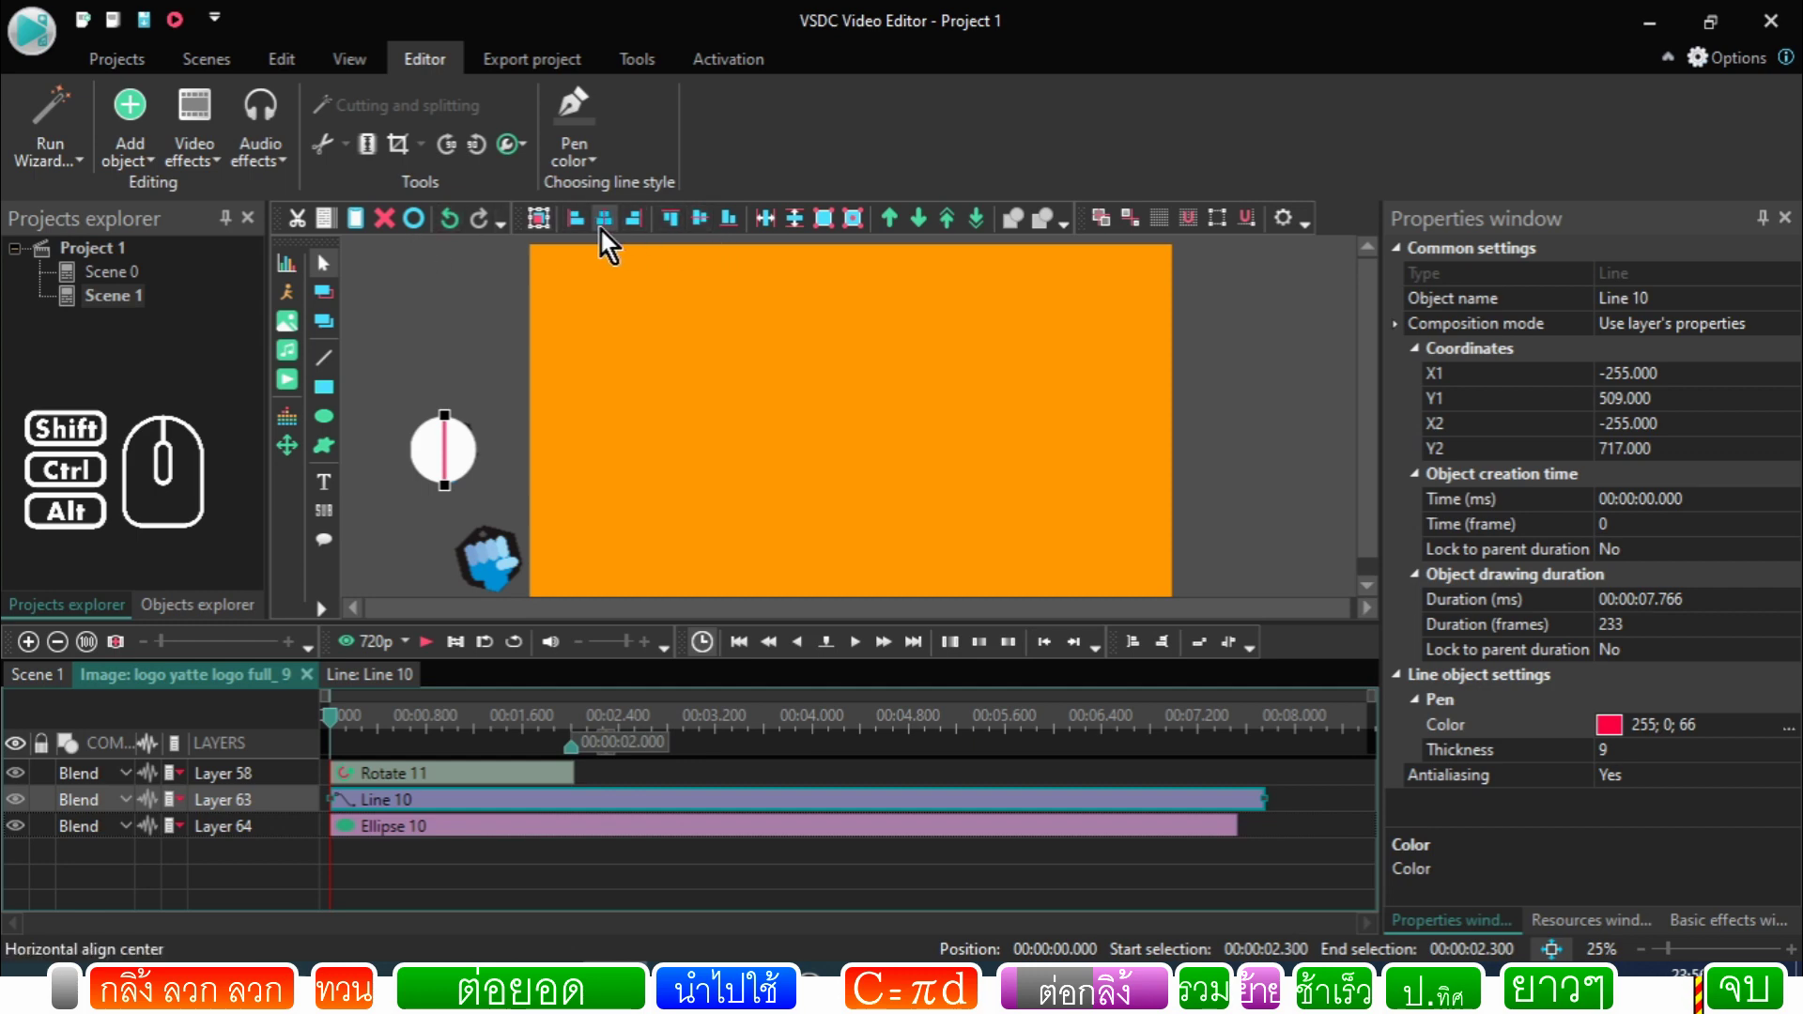
left_click(67, 687)
left_click(438, 656)
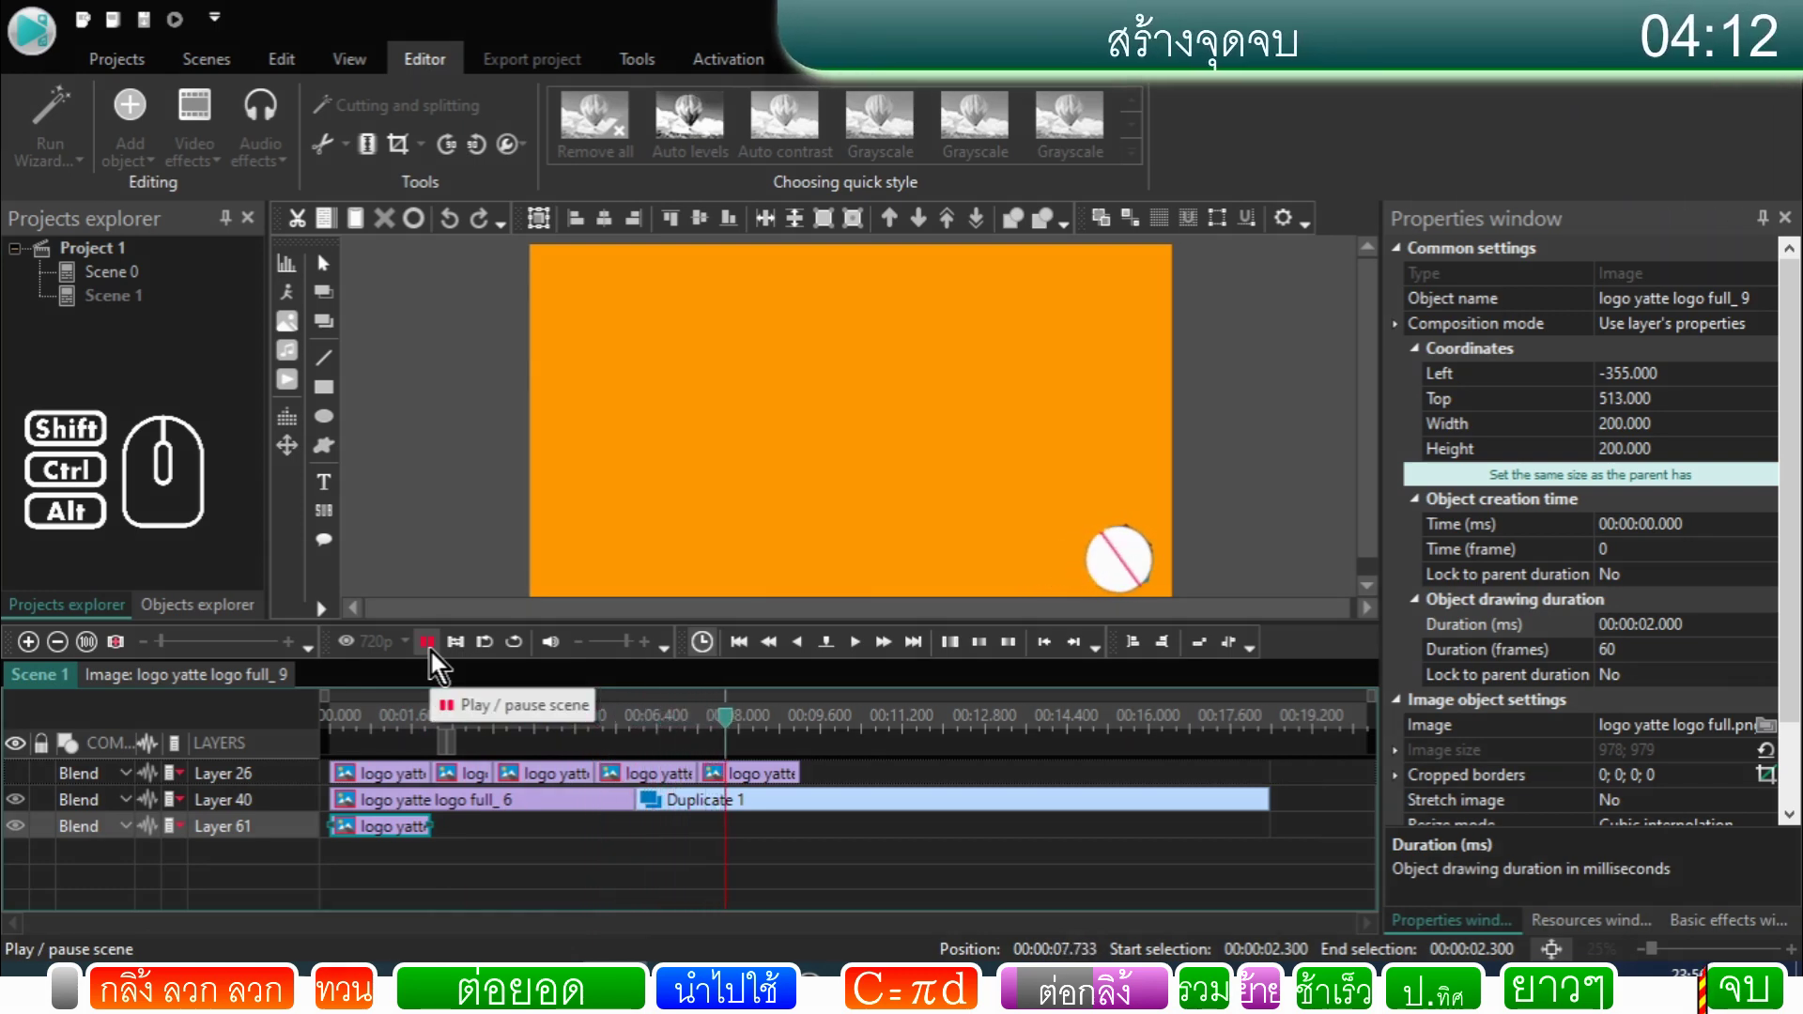
Step: Select the looping Duplicate 1 clip and scrub the playhead through its 11-second span
left_click(440, 661)
left_click(687, 803)
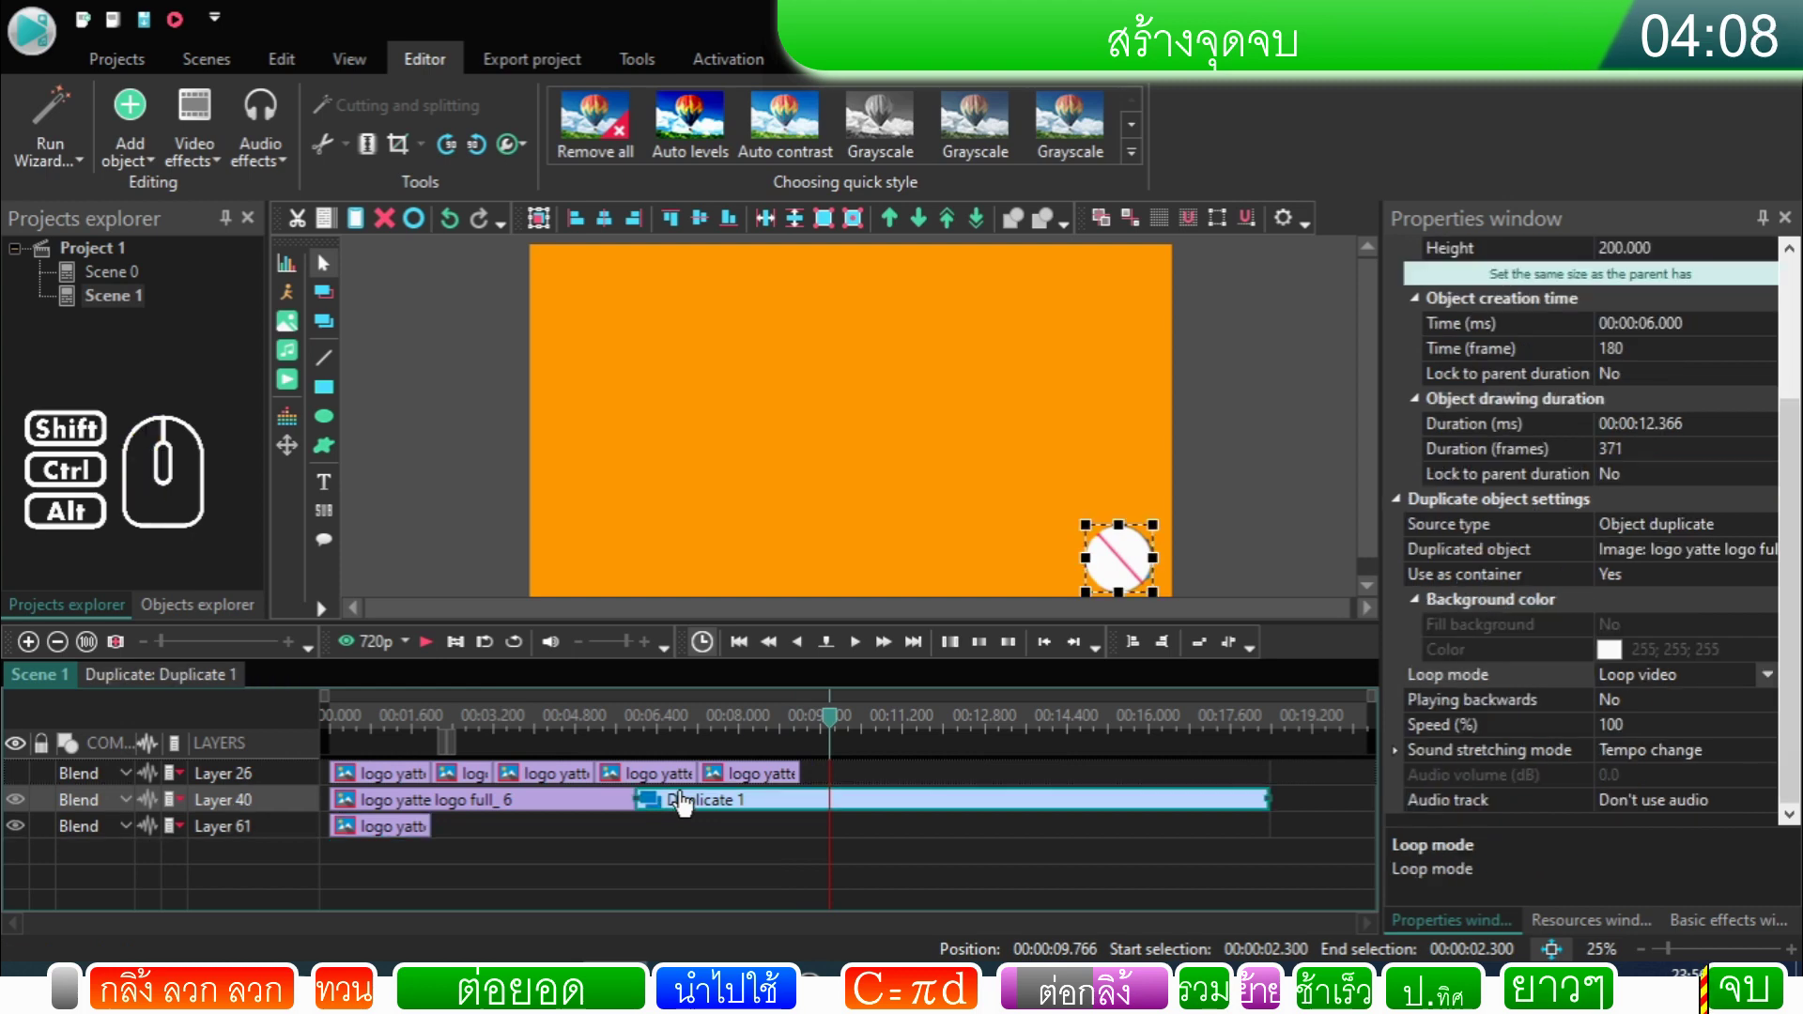
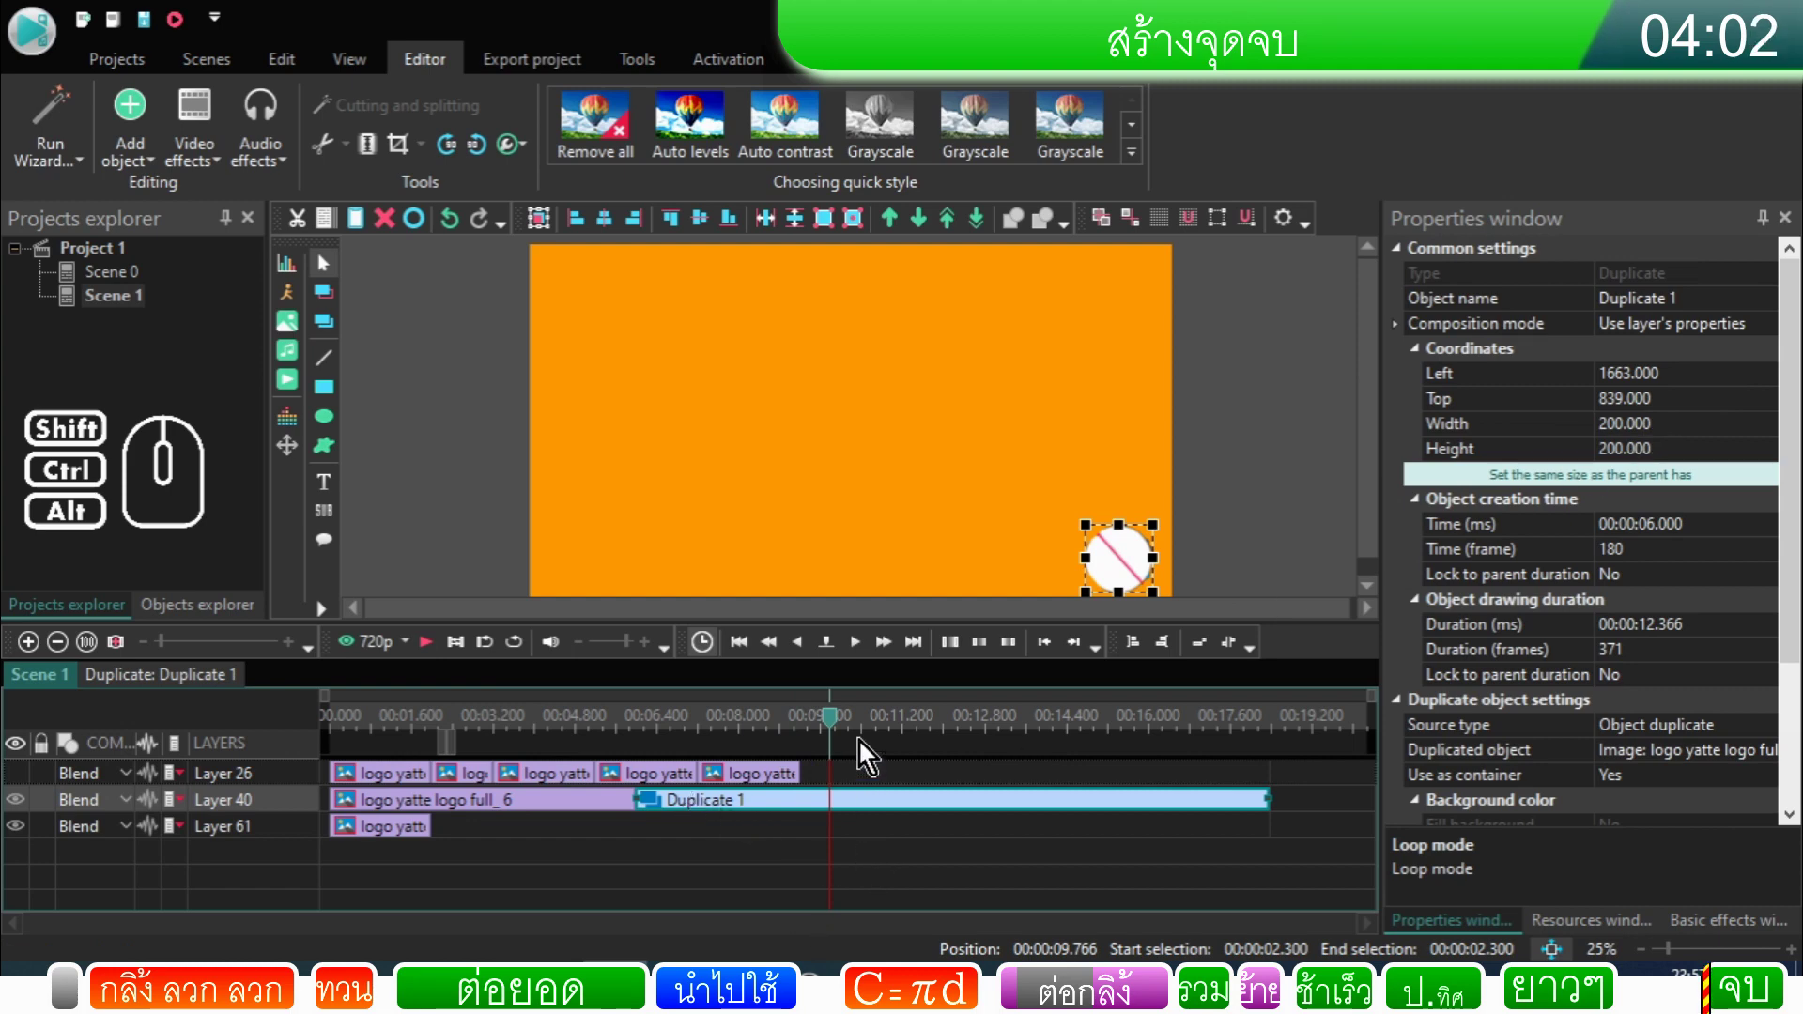
left_click(882, 732)
left_click(984, 732)
left_click(1114, 713)
left_click(1181, 717)
left_click(837, 825)
left_click(976, 807)
left_click(1169, 728)
left_click(1179, 728)
left_click(1196, 728)
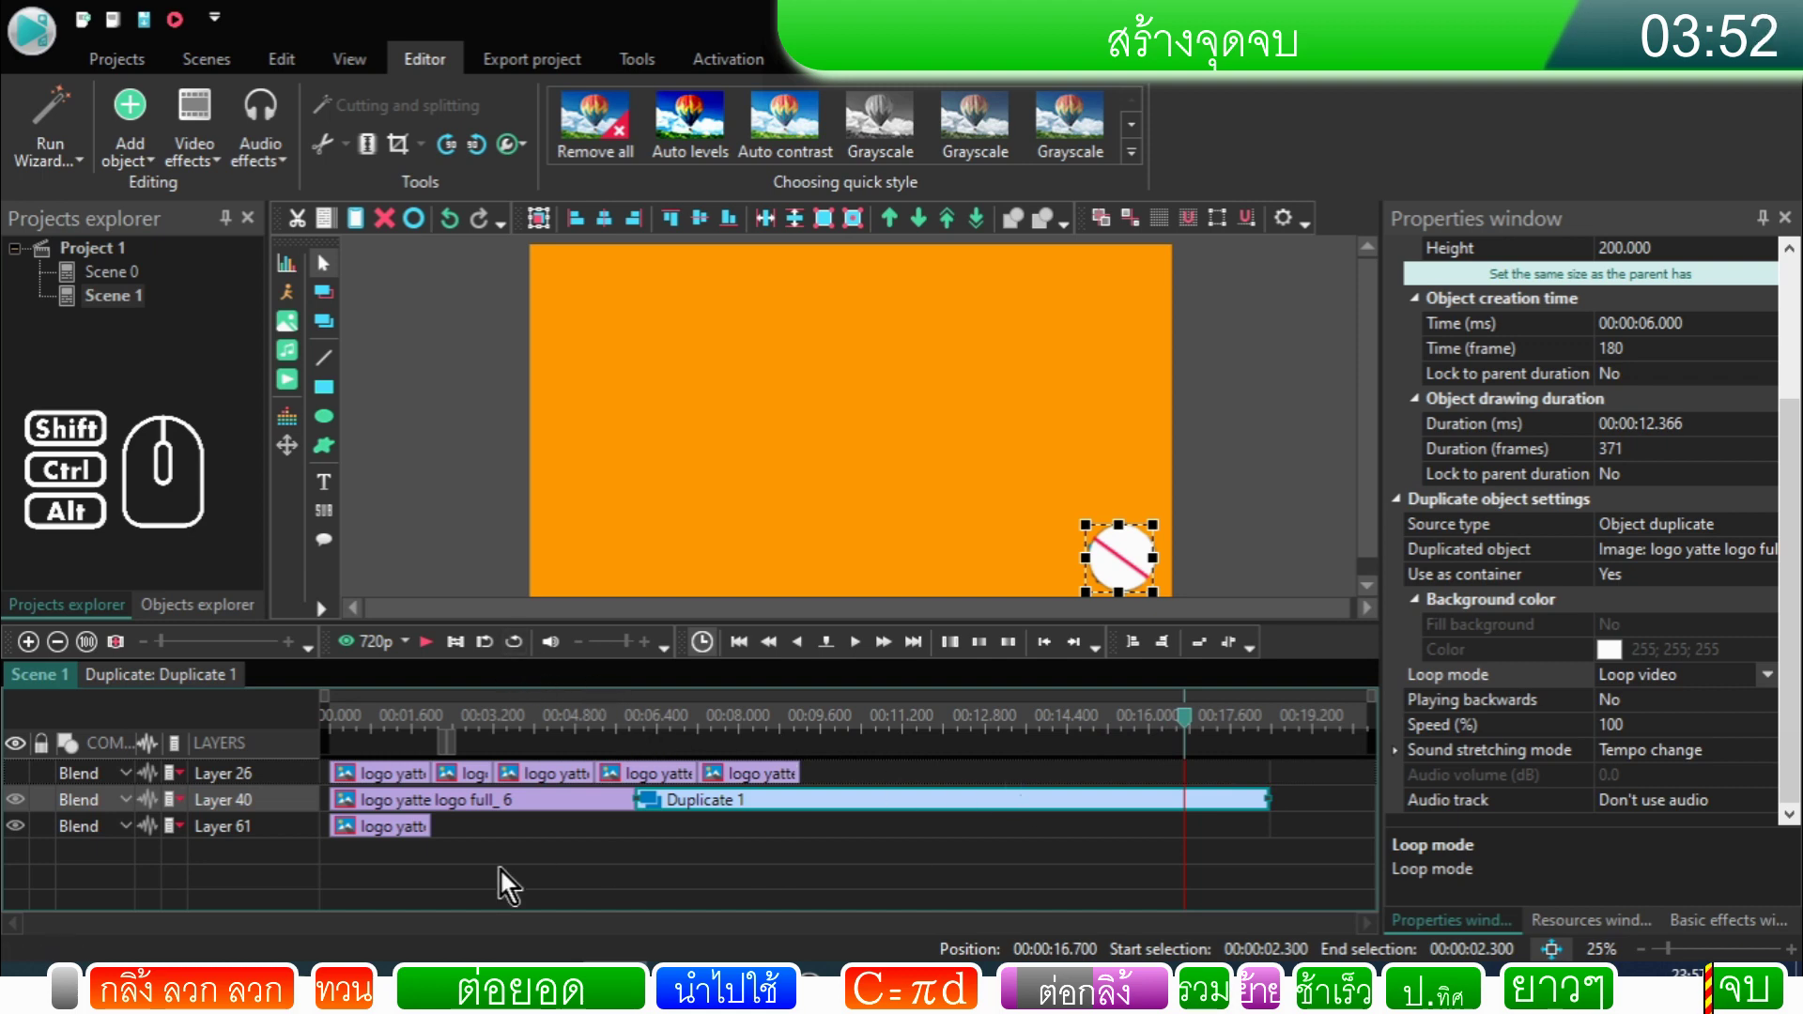
Step: Step frame by frame around the duplicate's end to check where the loop stops
left_click(871, 660)
left_click(871, 660)
left_click(872, 660)
left_click(871, 661)
left_click(871, 660)
left_click(871, 661)
double_click(871, 660)
left_click(872, 661)
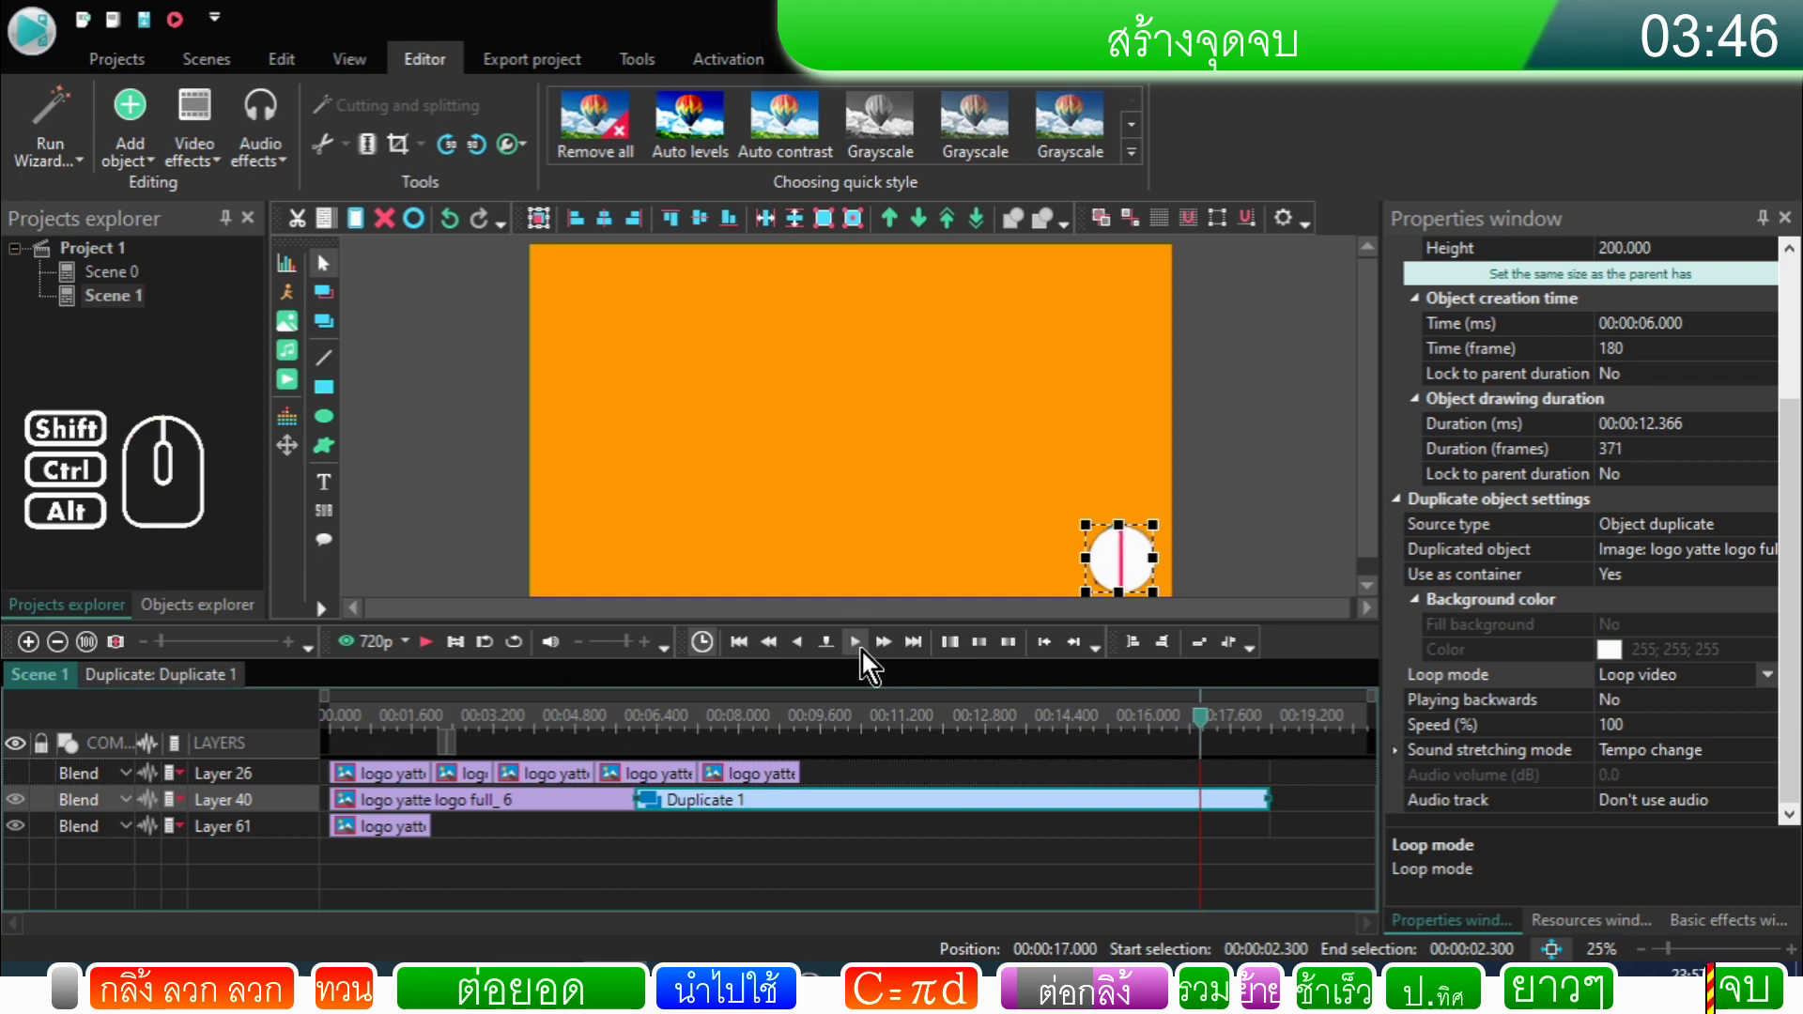
left_click(871, 660)
left_click(811, 659)
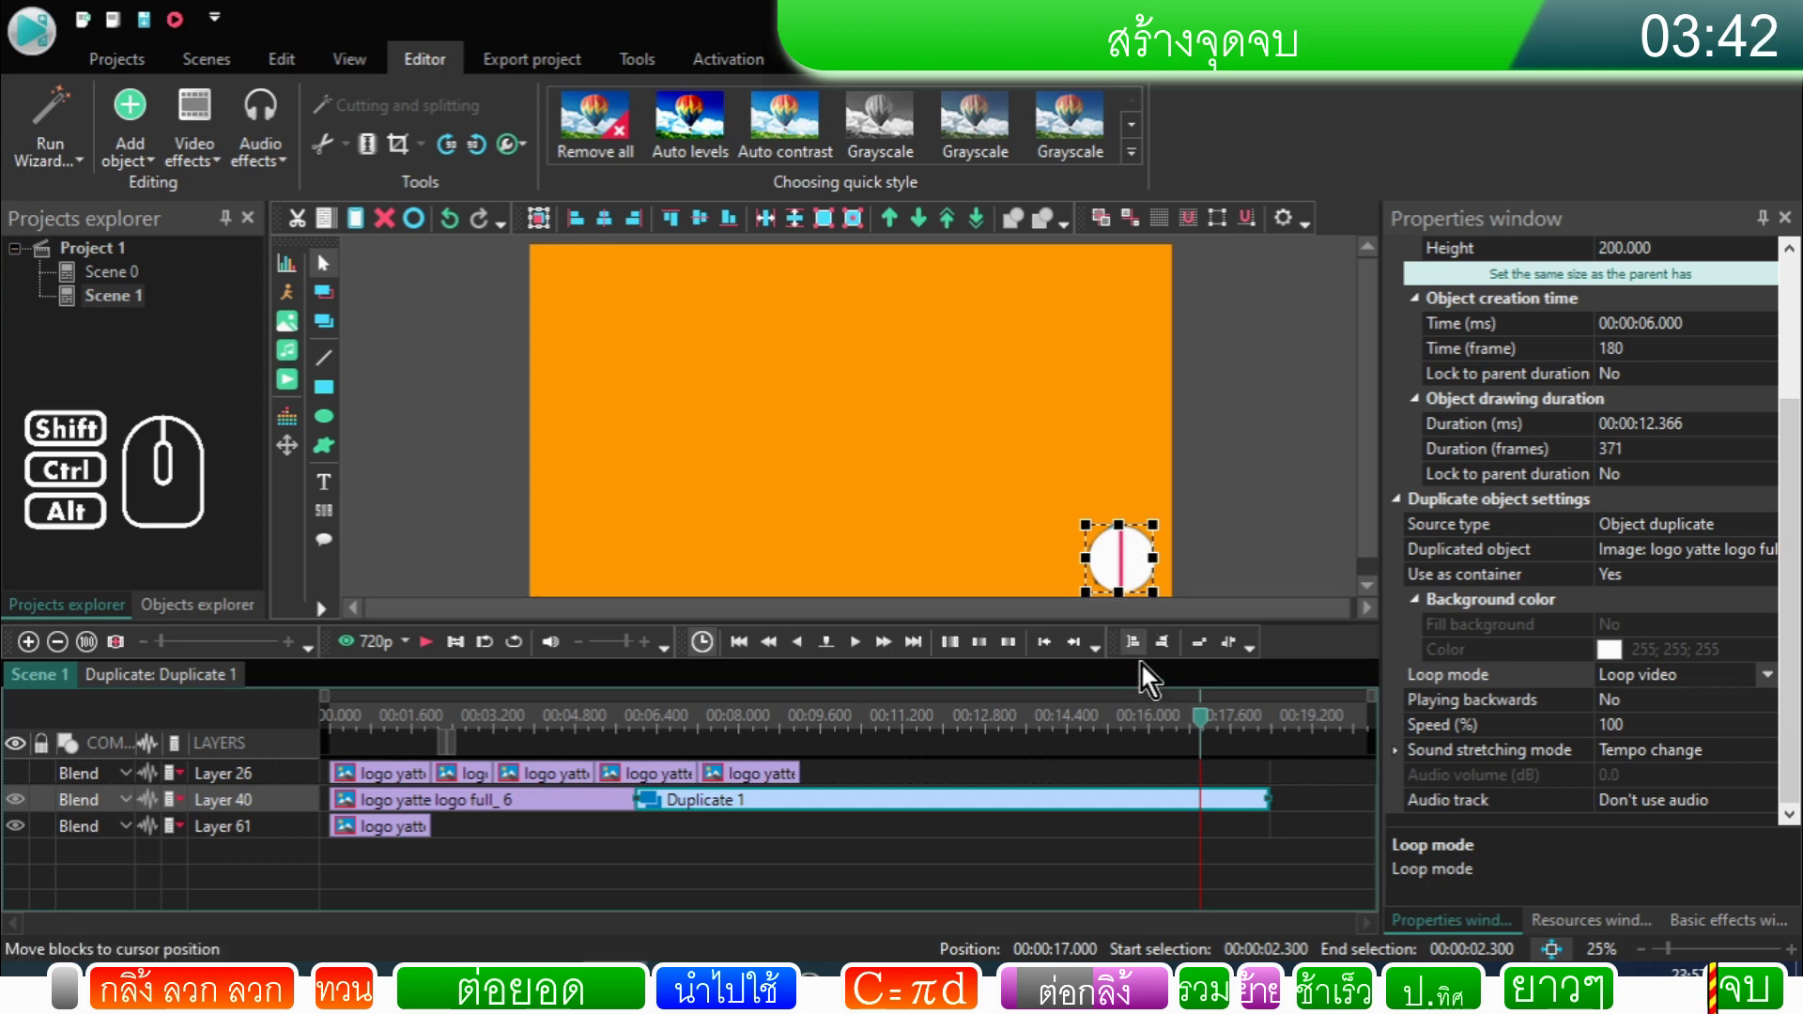
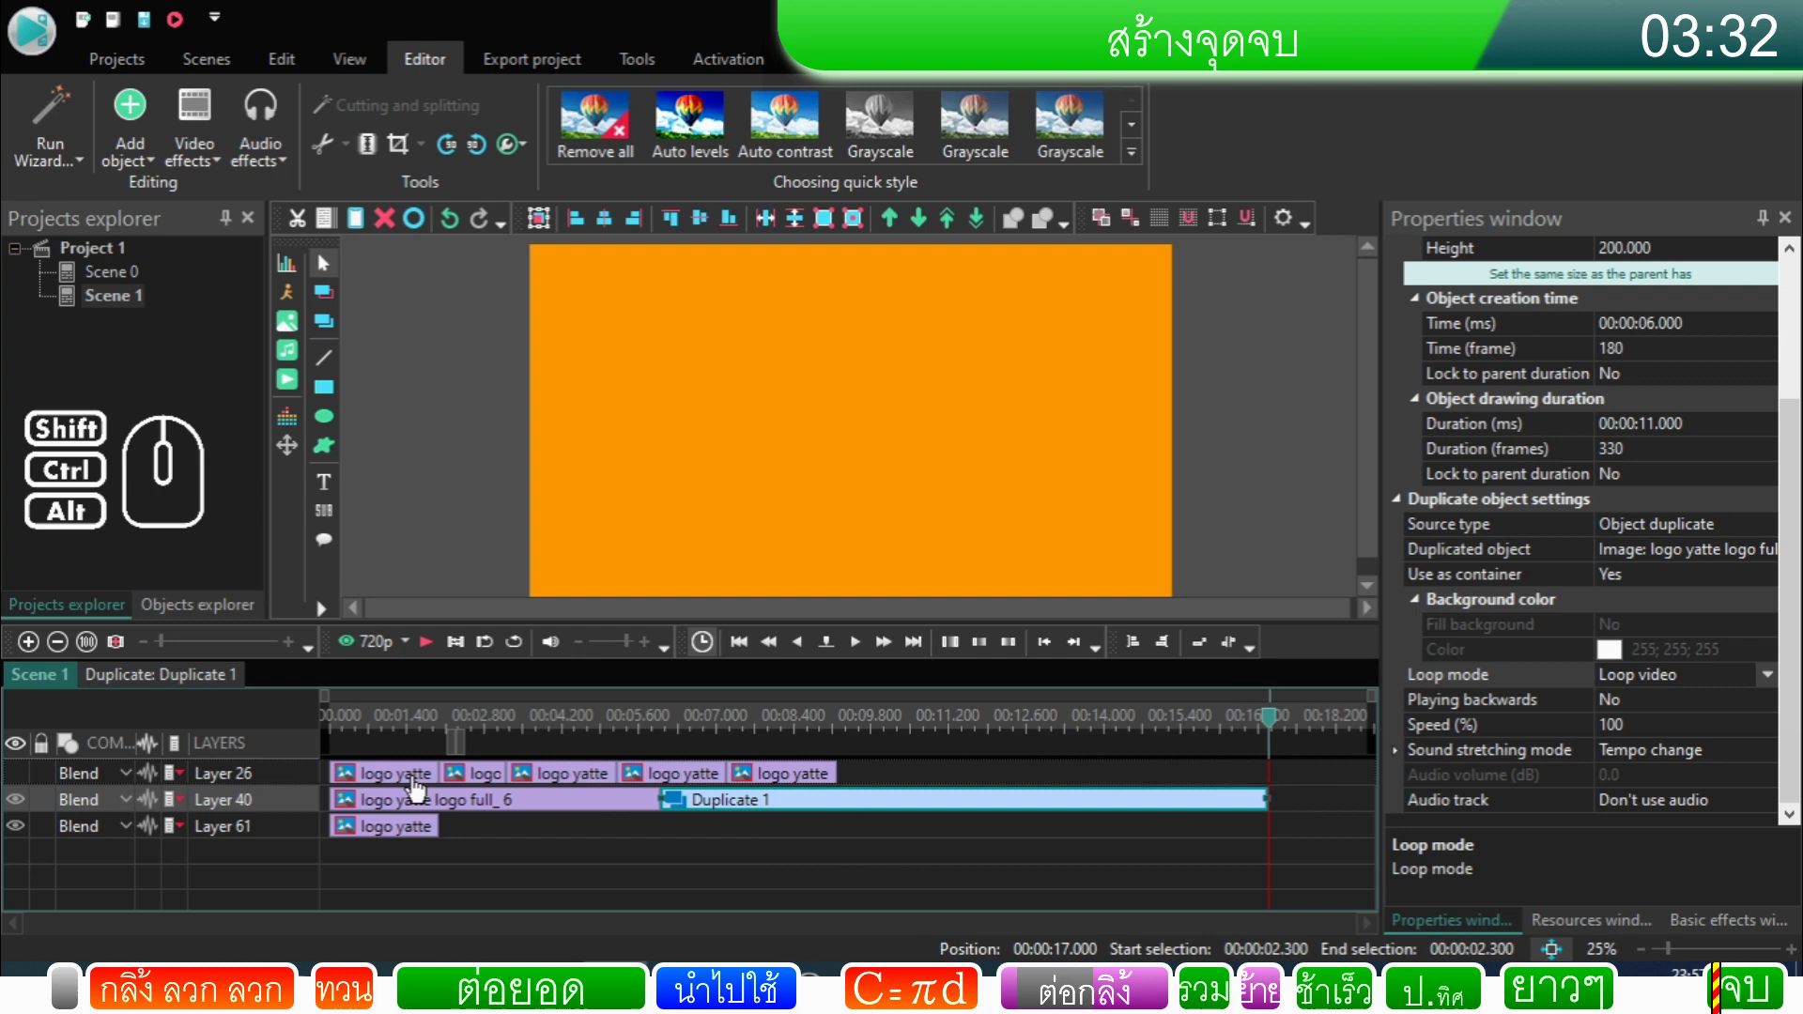
Step: Copy the first logo sprite clip onto Layer 40 at 17 seconds, right after Duplicate 1
left_click(397, 780)
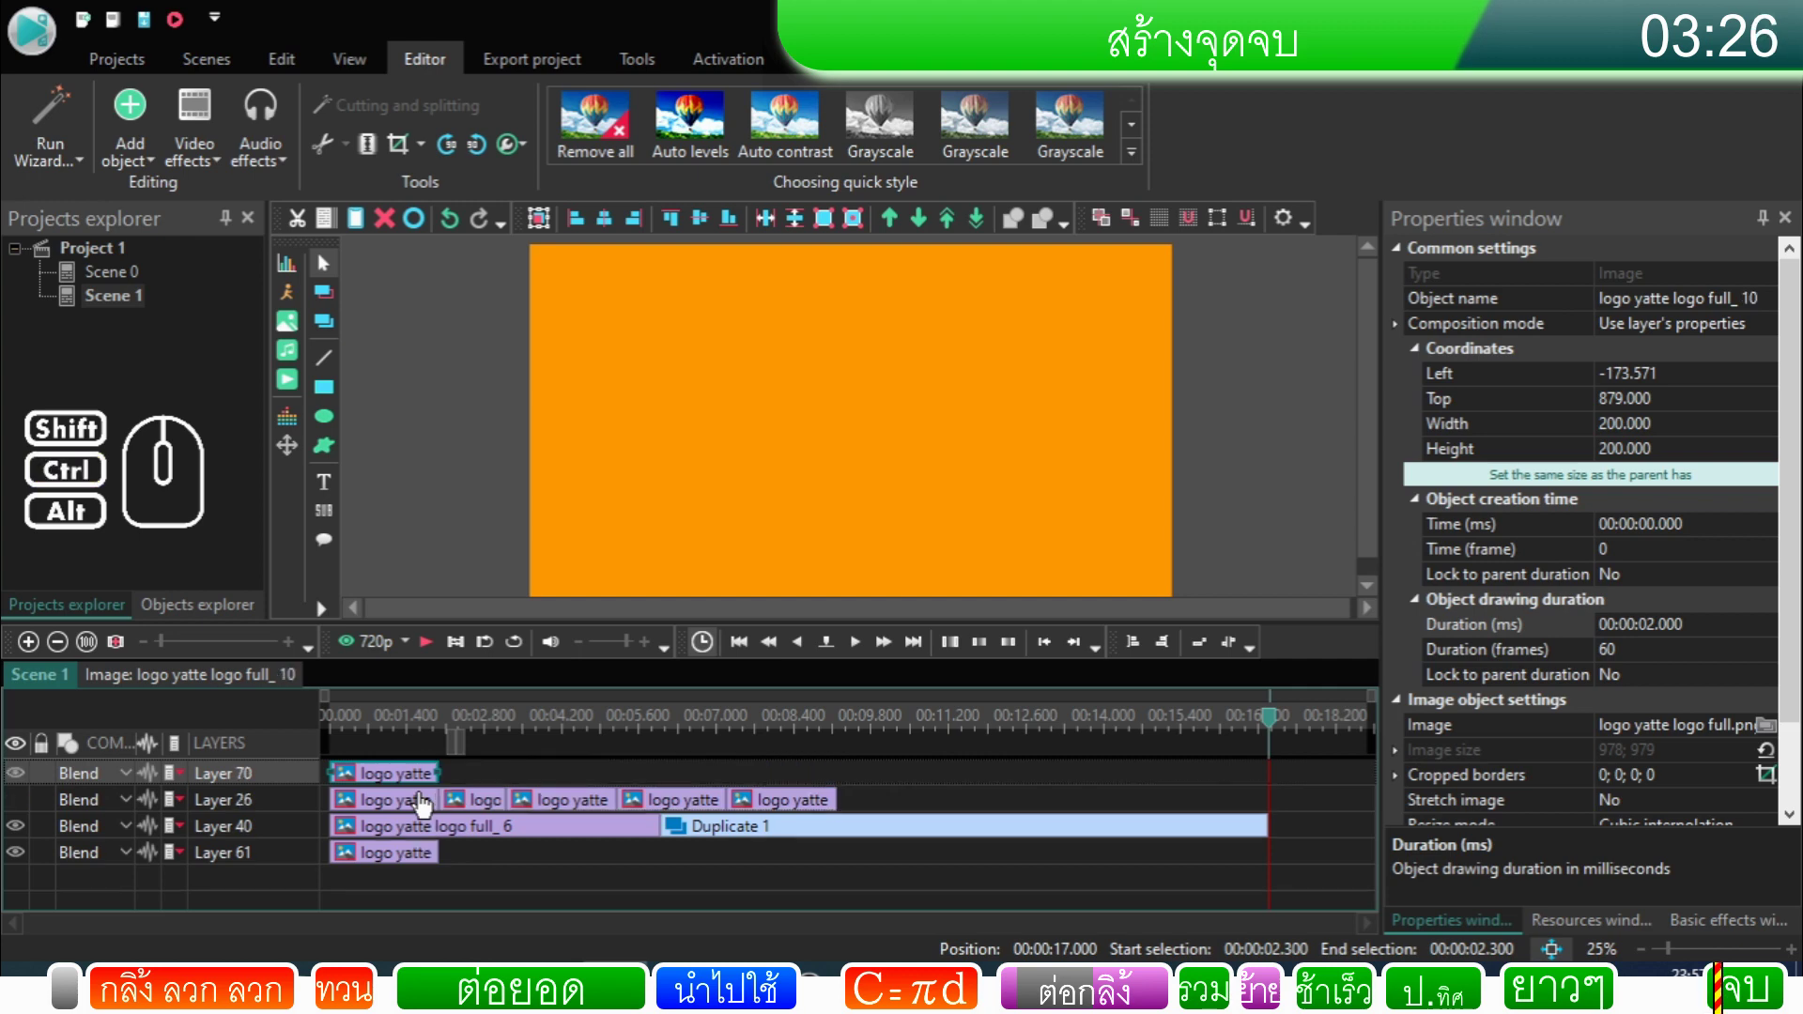
left_click_drag(406, 781, 1320, 834)
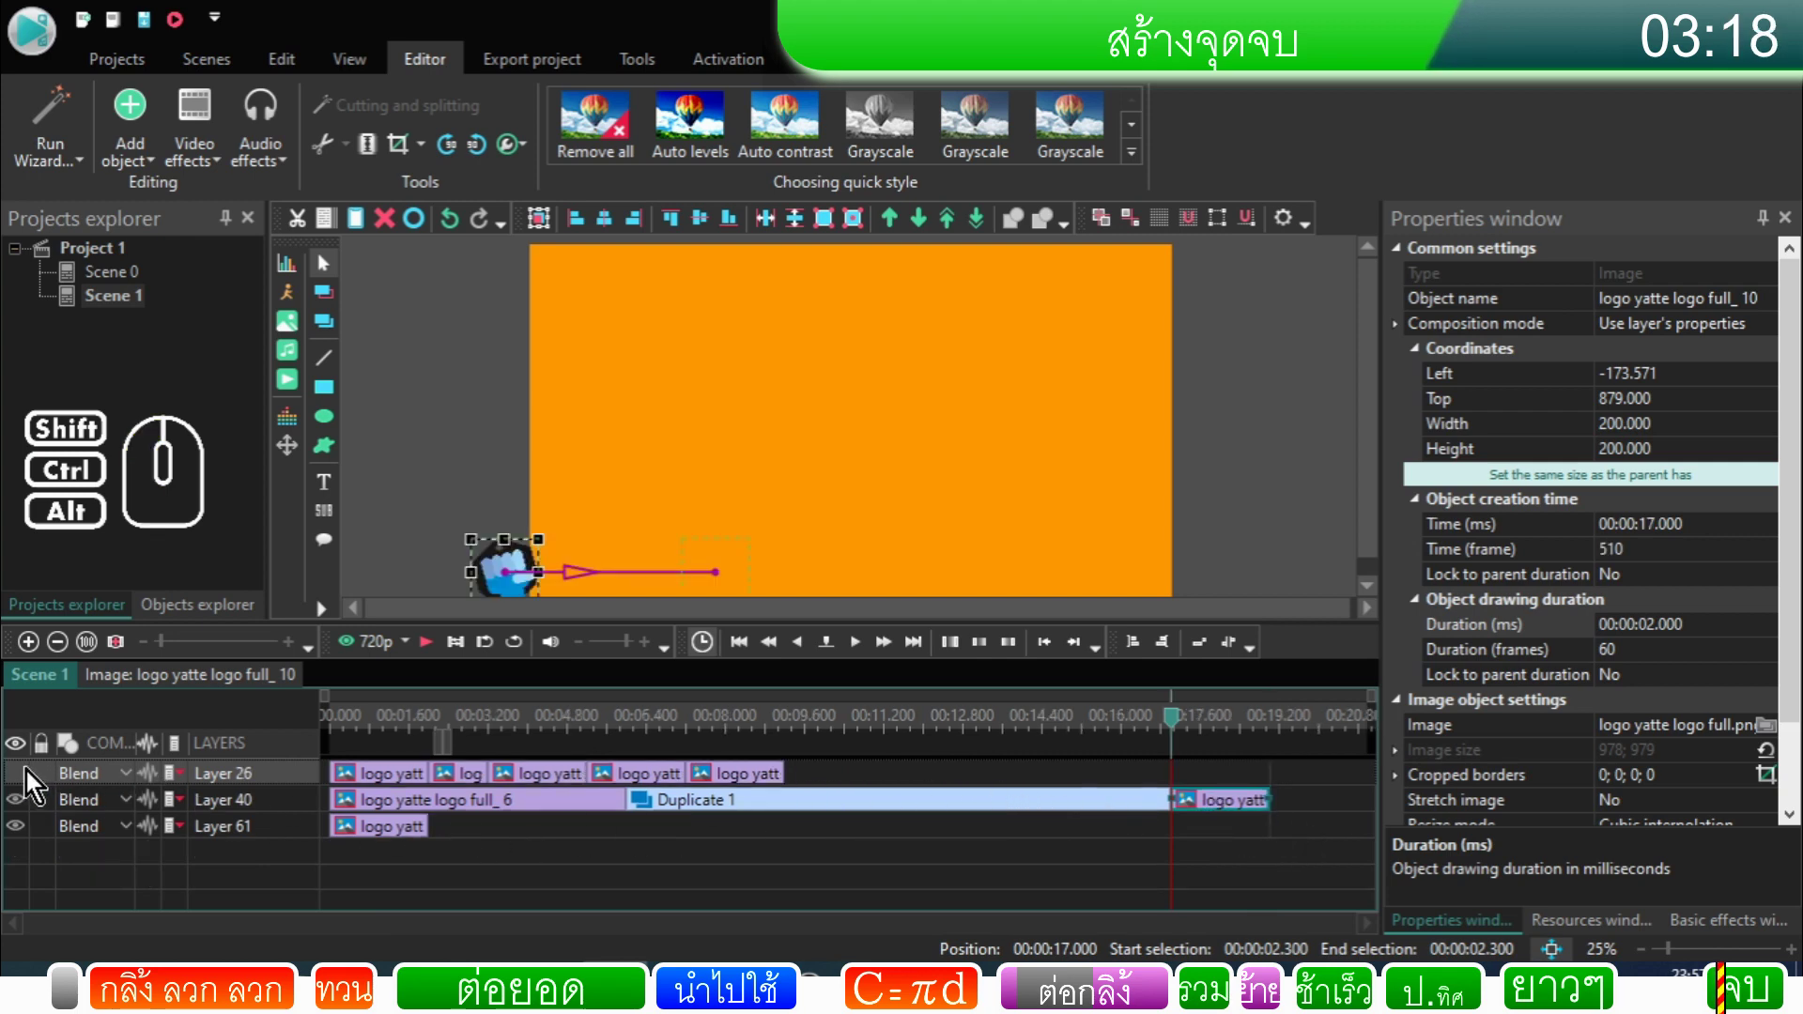
left_click(1218, 731)
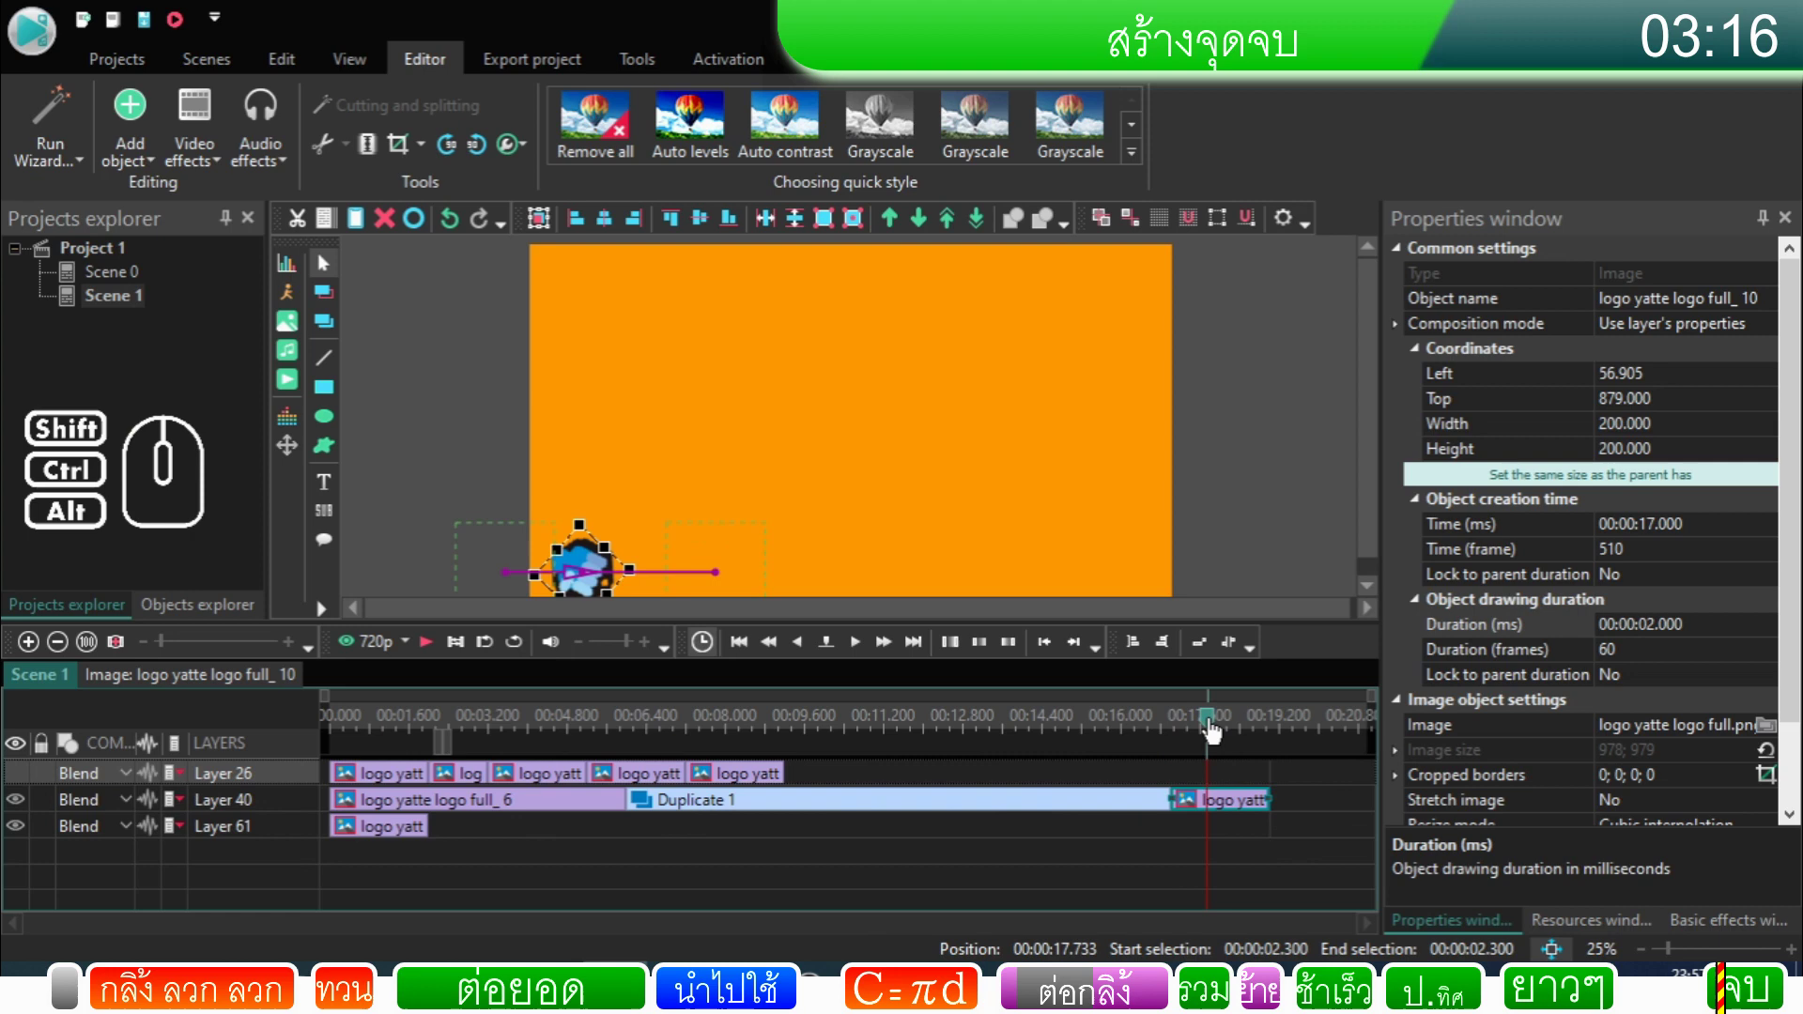
left_click(1235, 731)
left_click(1251, 729)
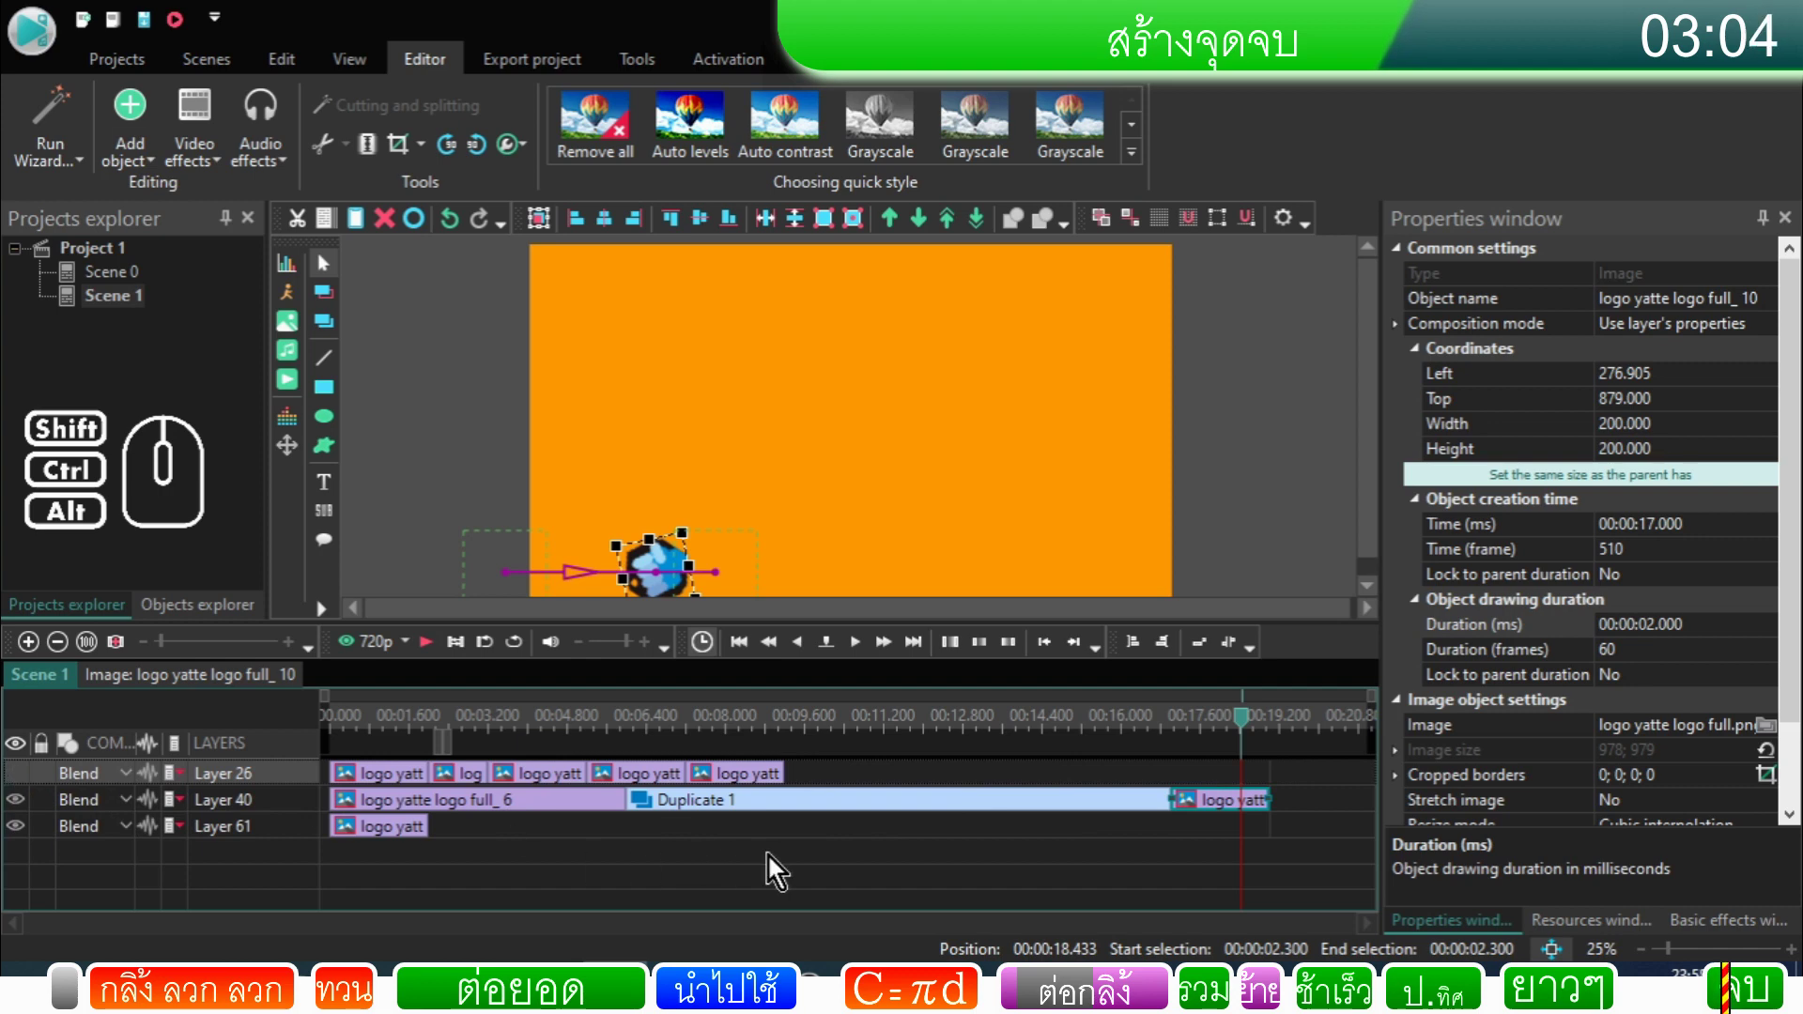
Step: Jump to Duplicate 1's end to check the new logo clip follows it, then rewind to about 15 seconds
left_click(1180, 836)
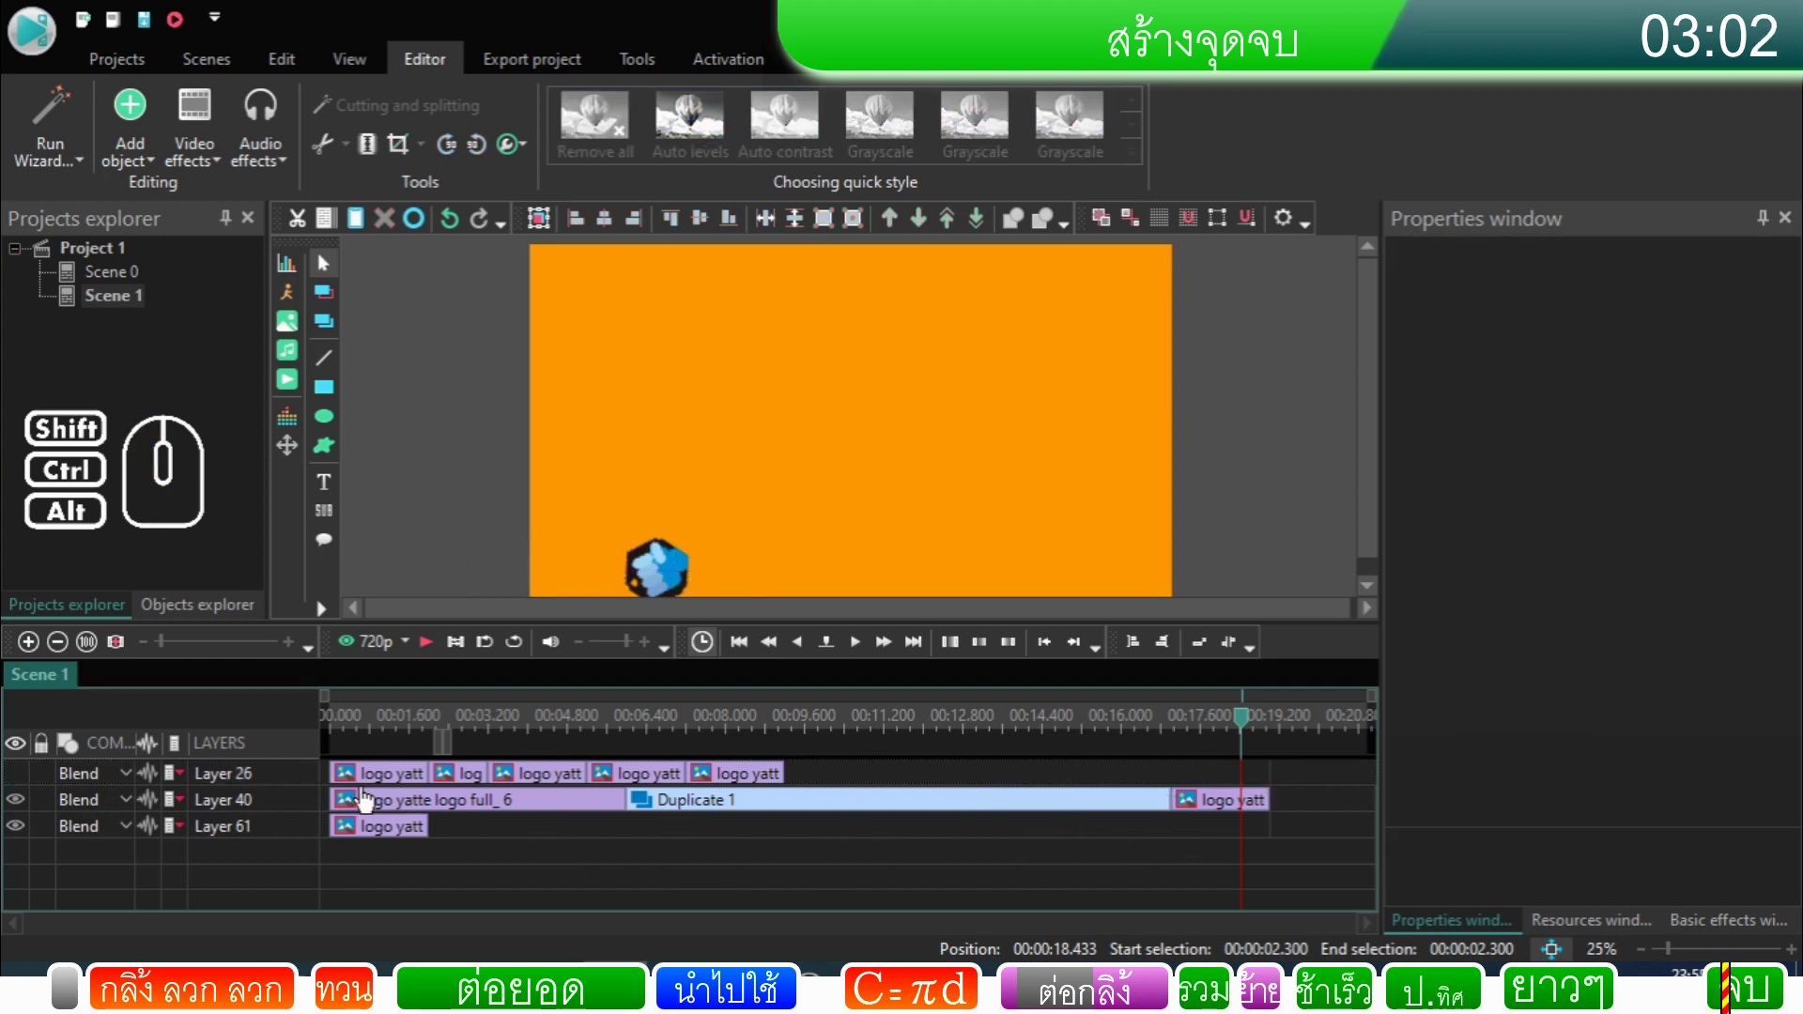
left_click(1208, 831)
left_click(1225, 816)
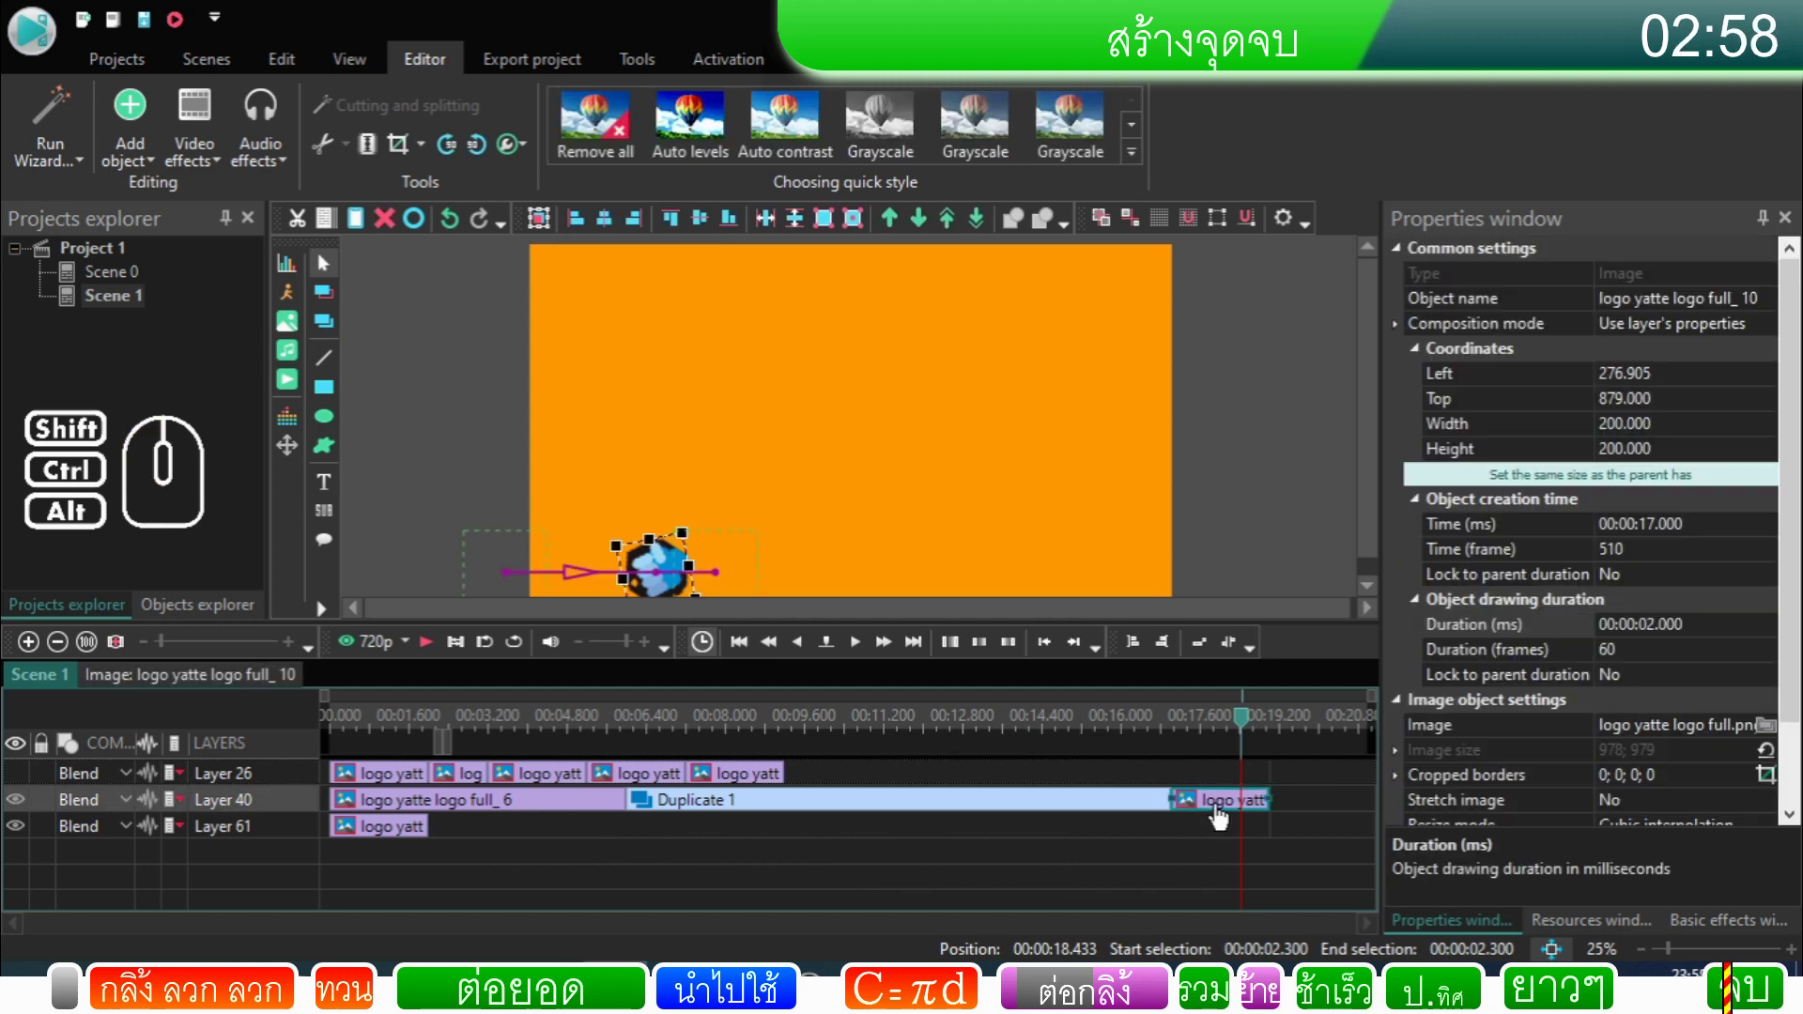
left_click(1160, 816)
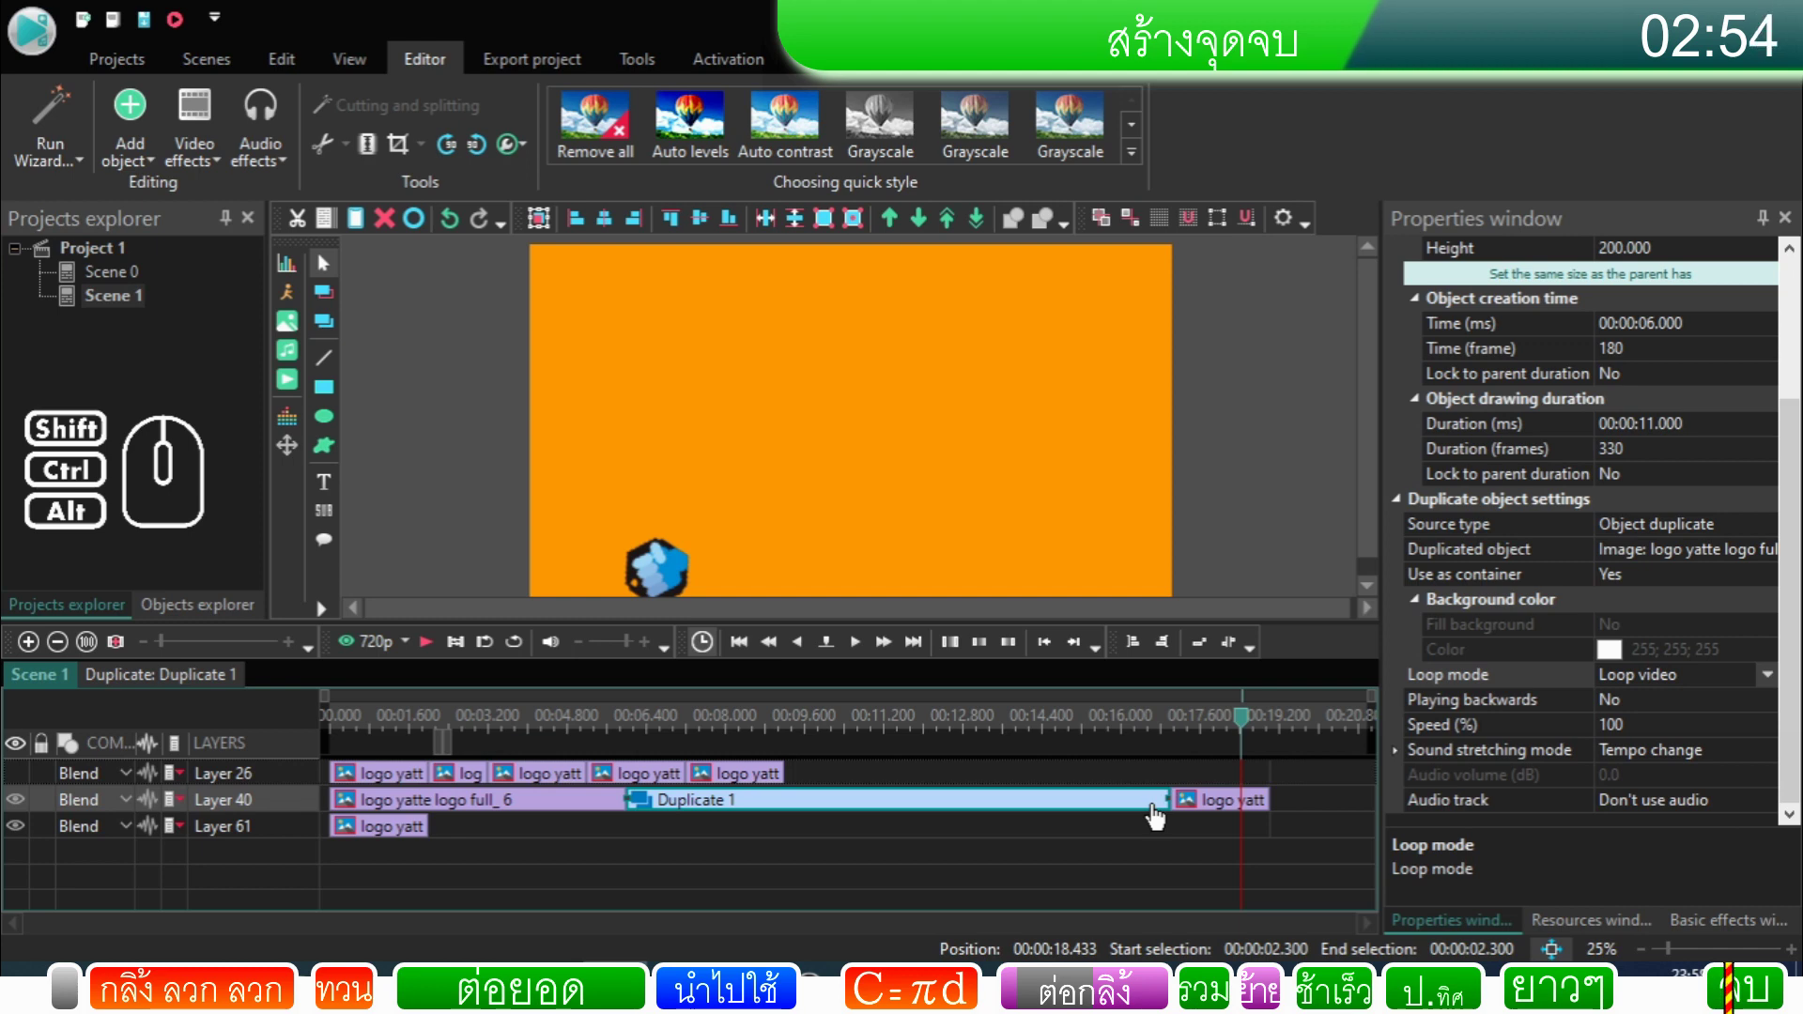
right_click(1160, 816)
left_click(1221, 770)
left_click(1166, 815)
left_click(1163, 831)
left_click(1170, 812)
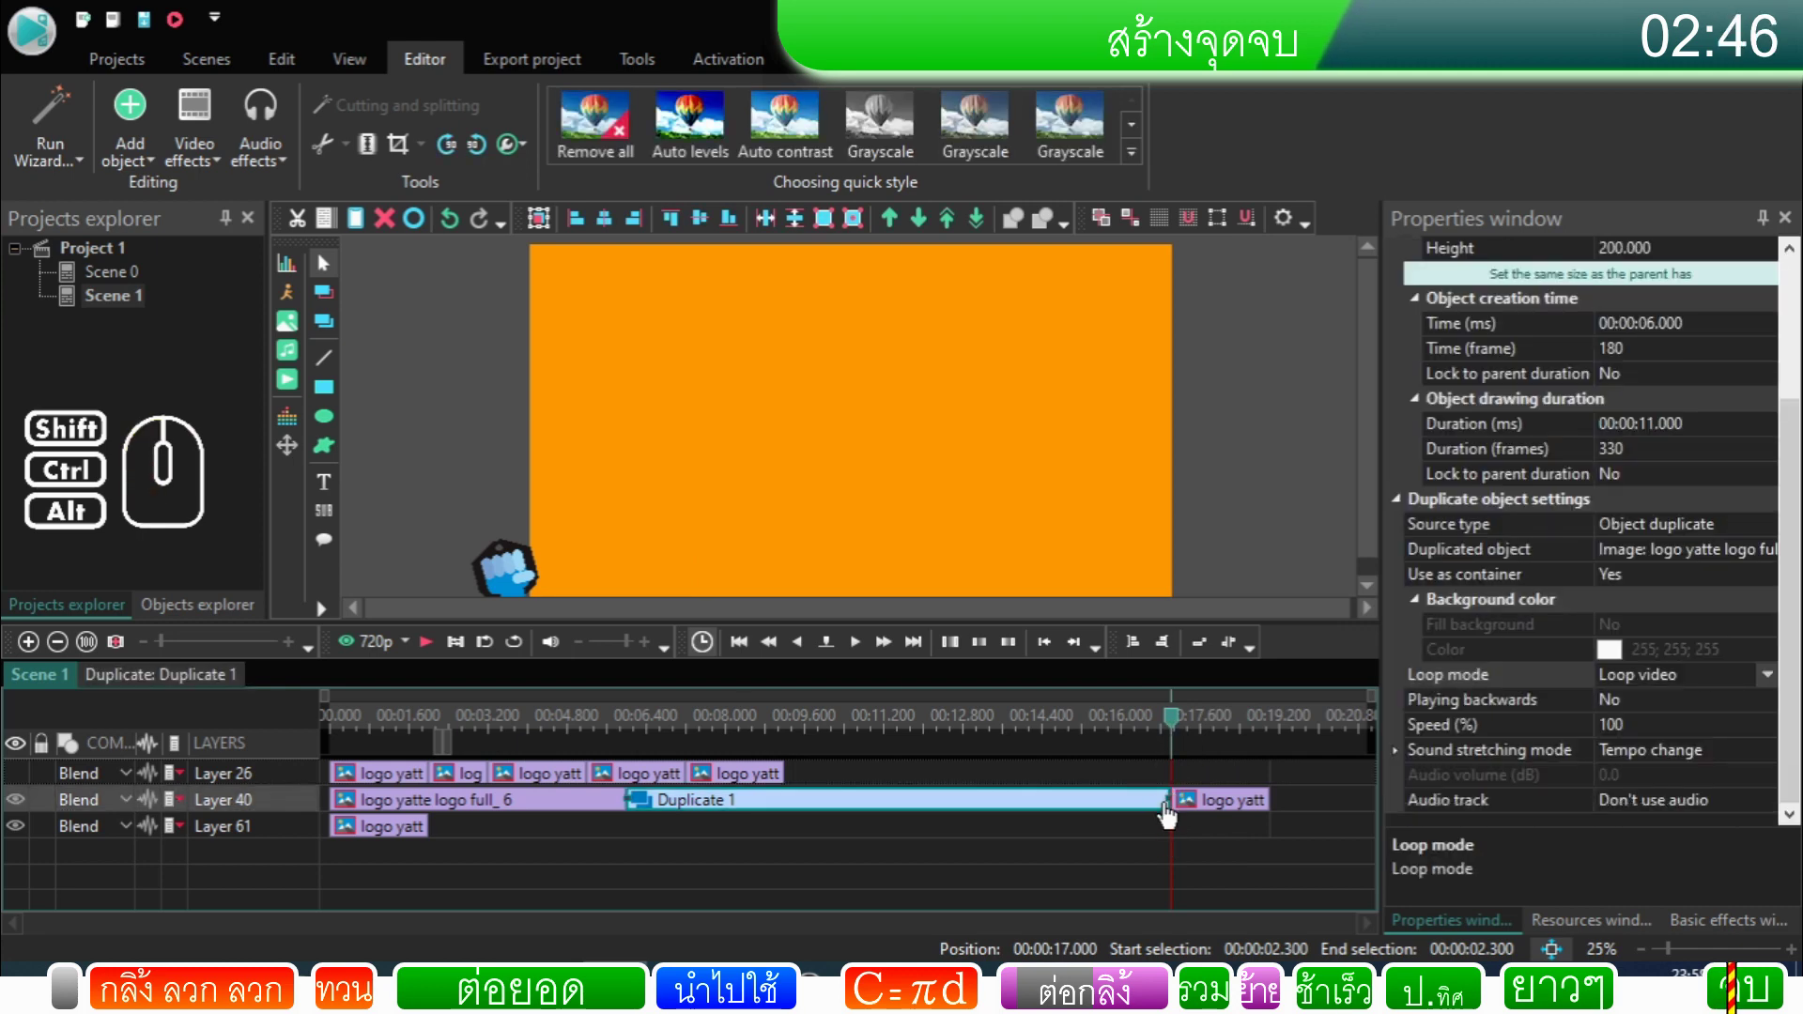
left_click(1202, 813)
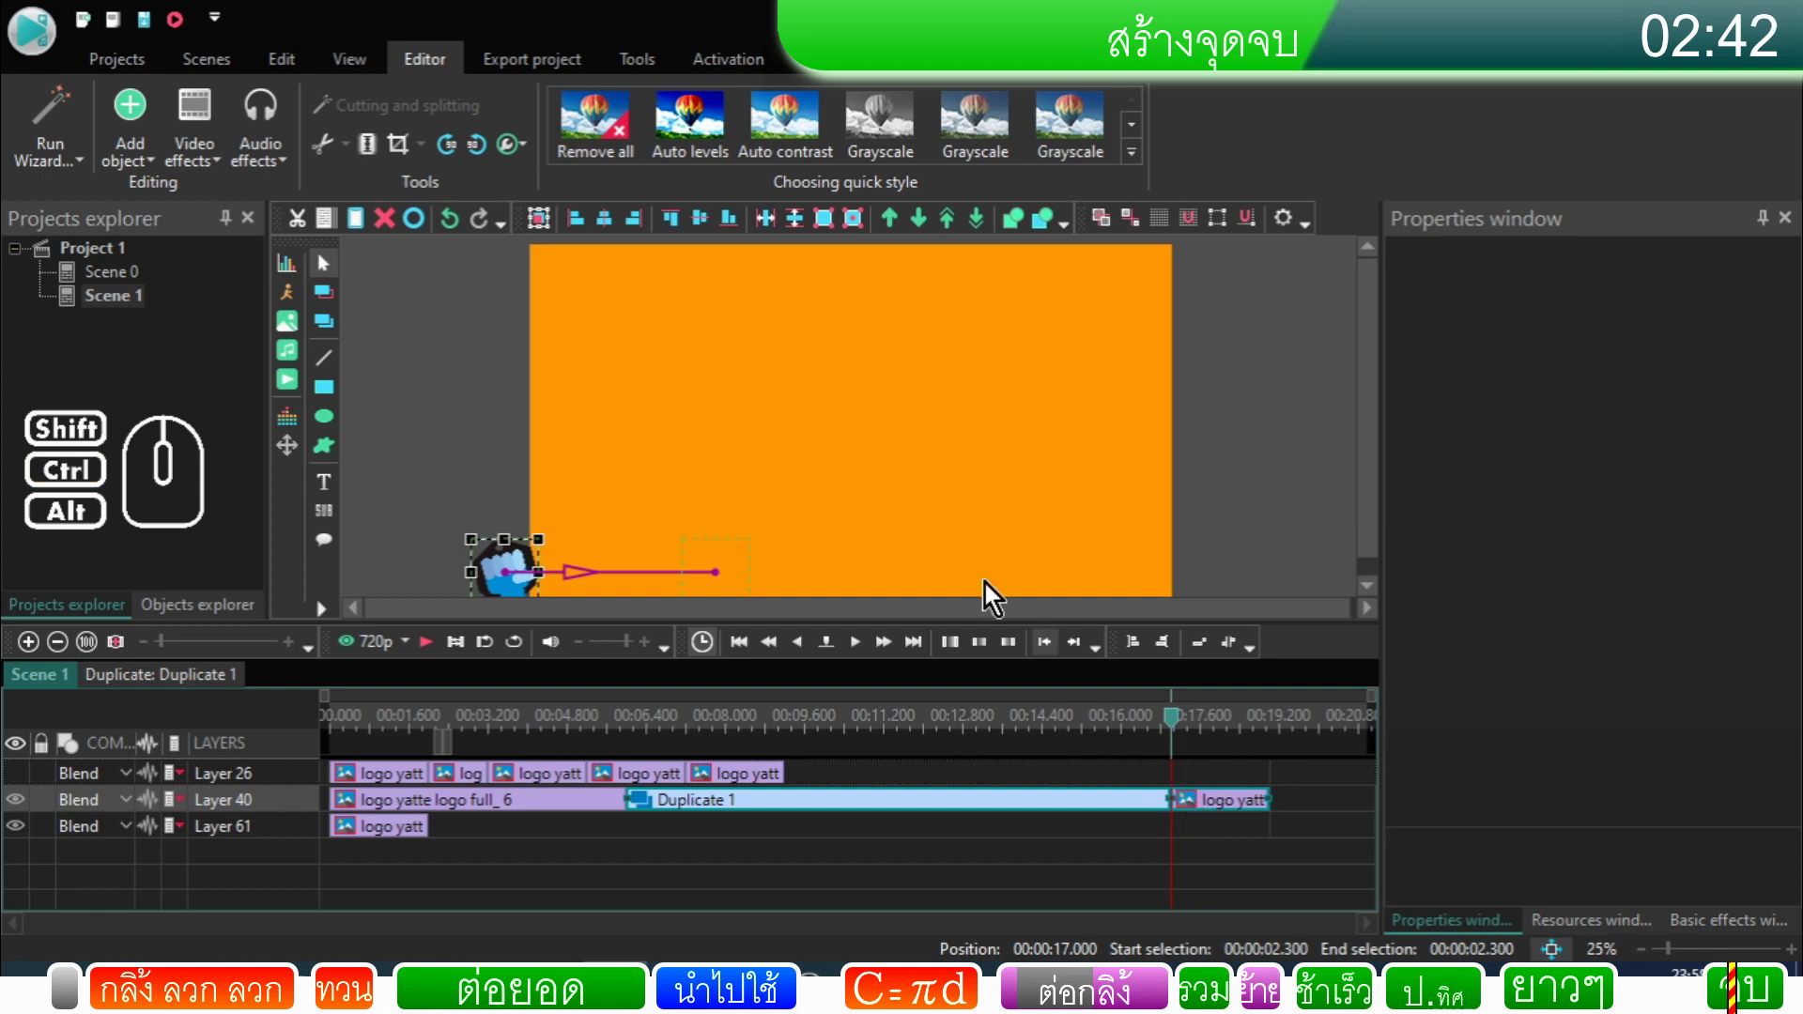
left_click(864, 242)
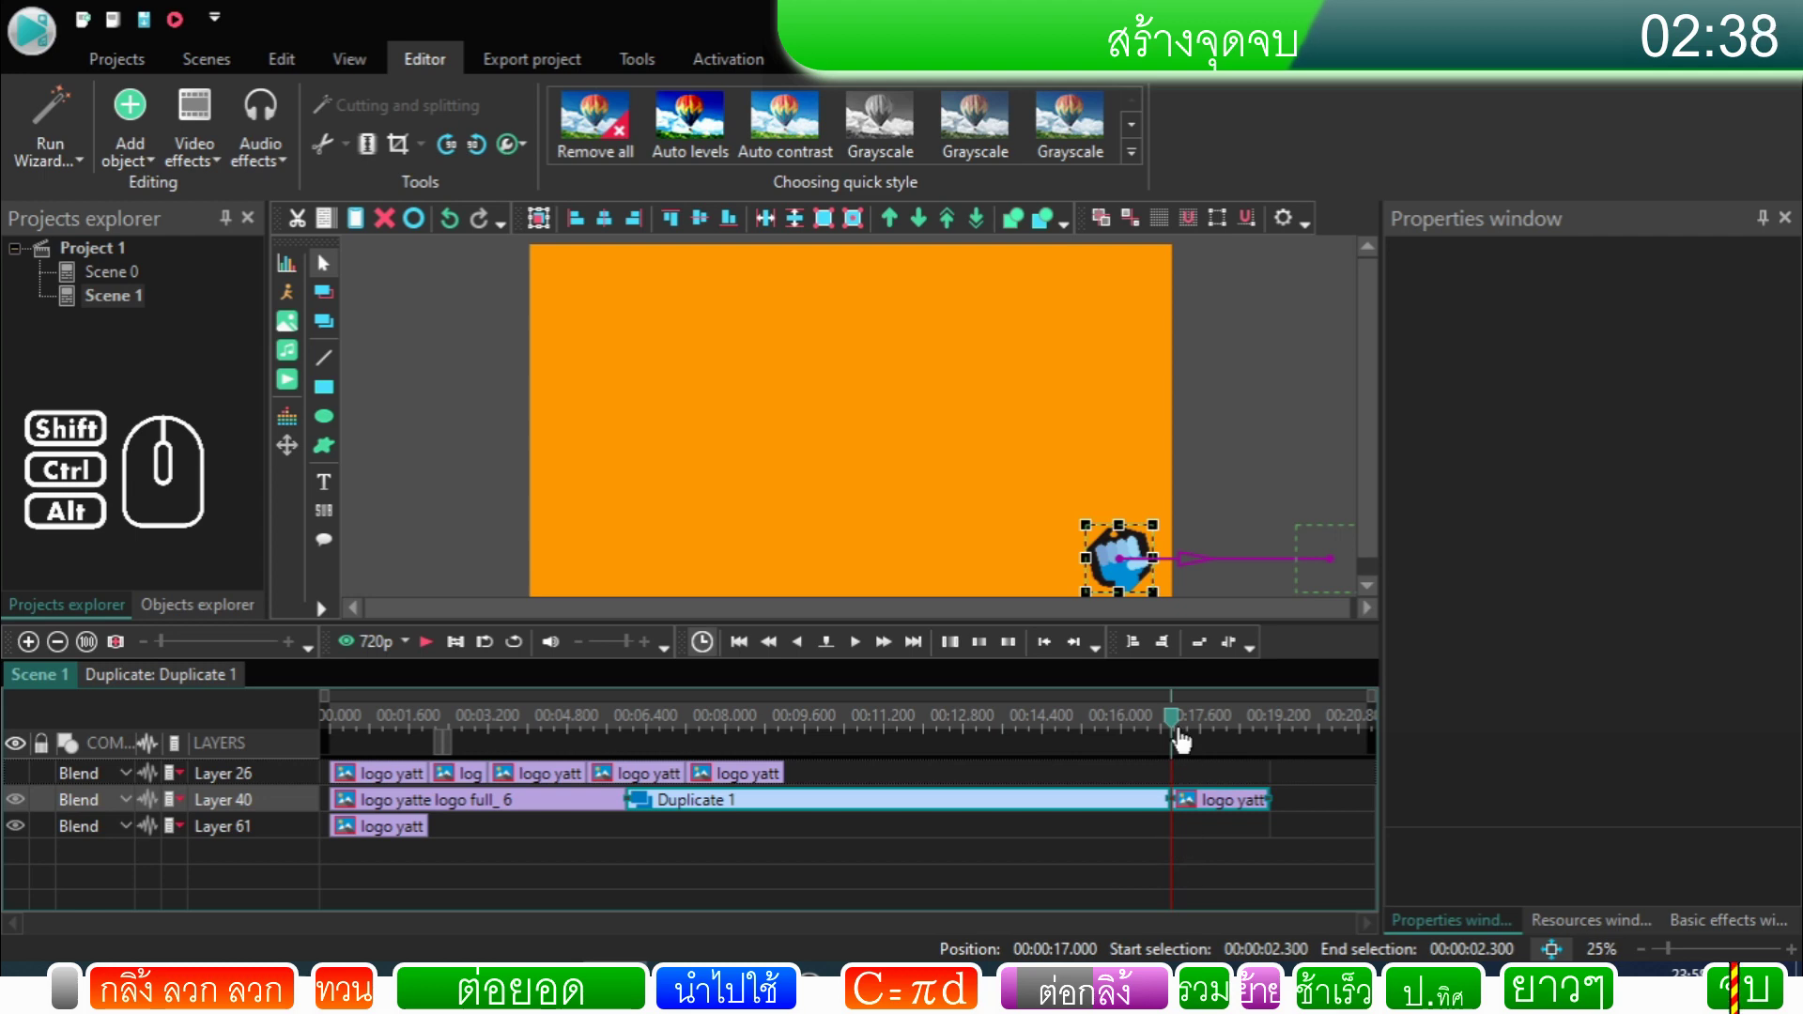
left_click_drag(1178, 727, 1091, 744)
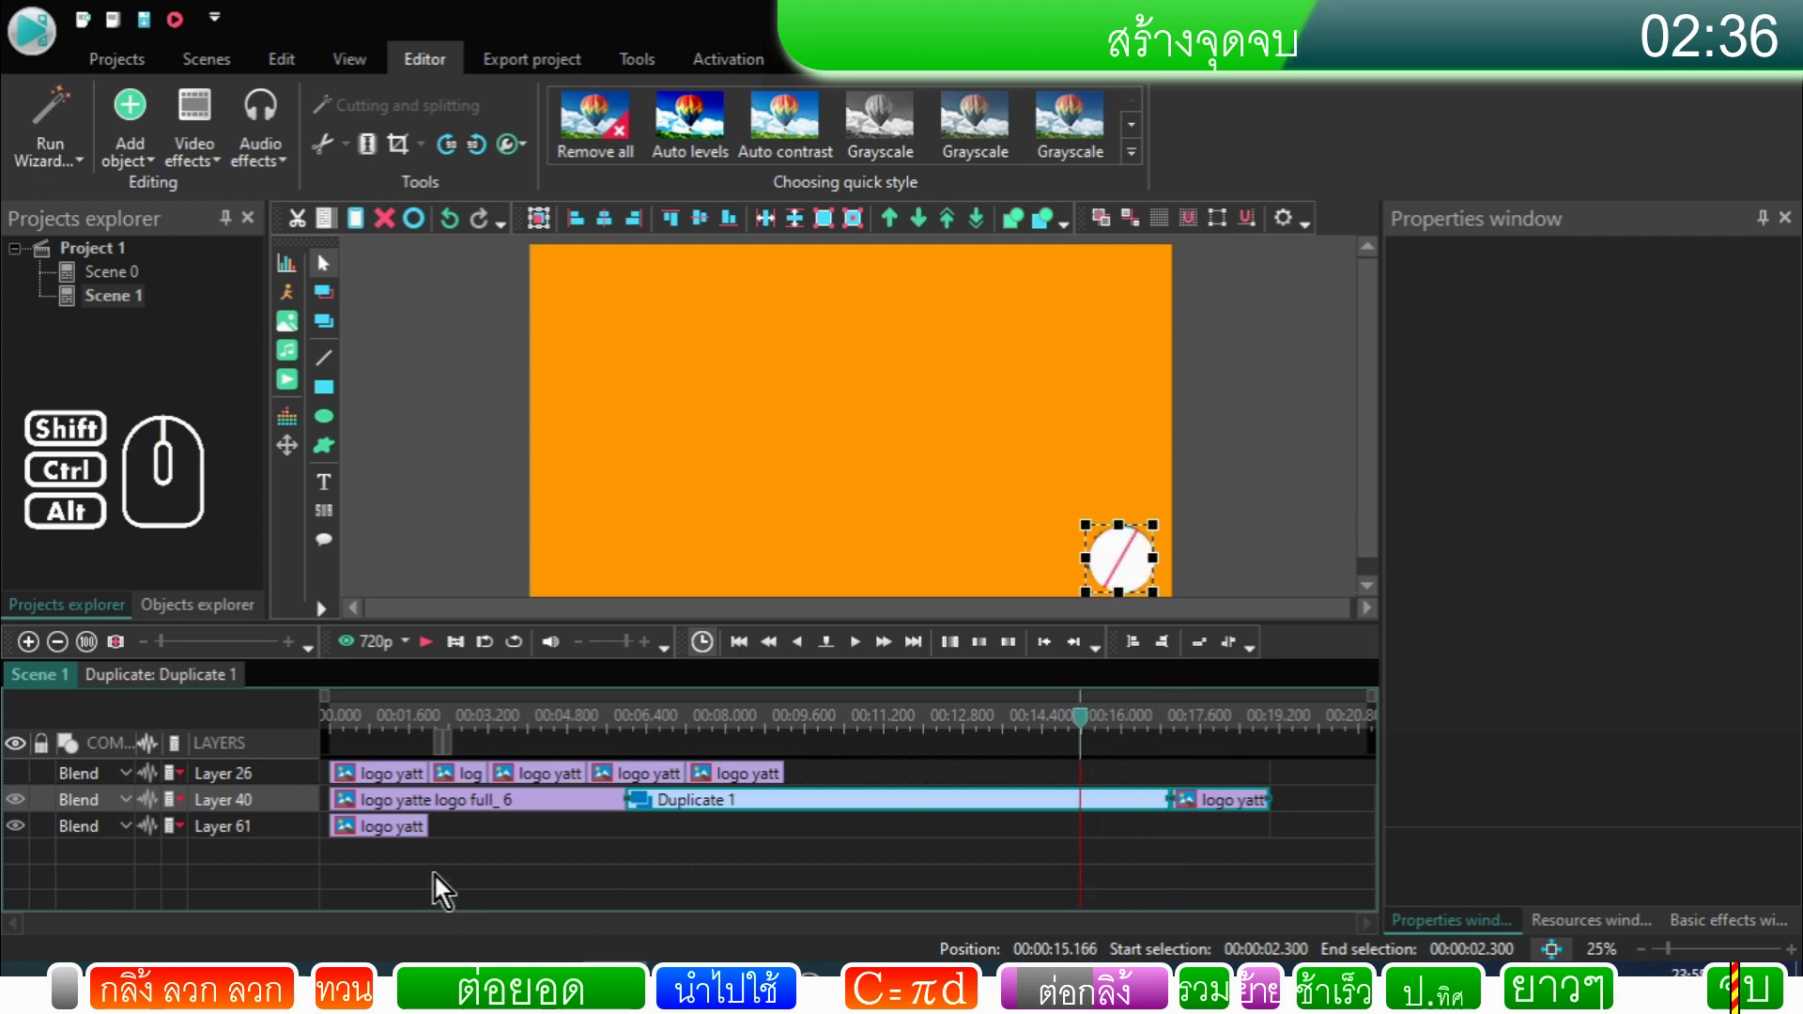
double_click(371, 836)
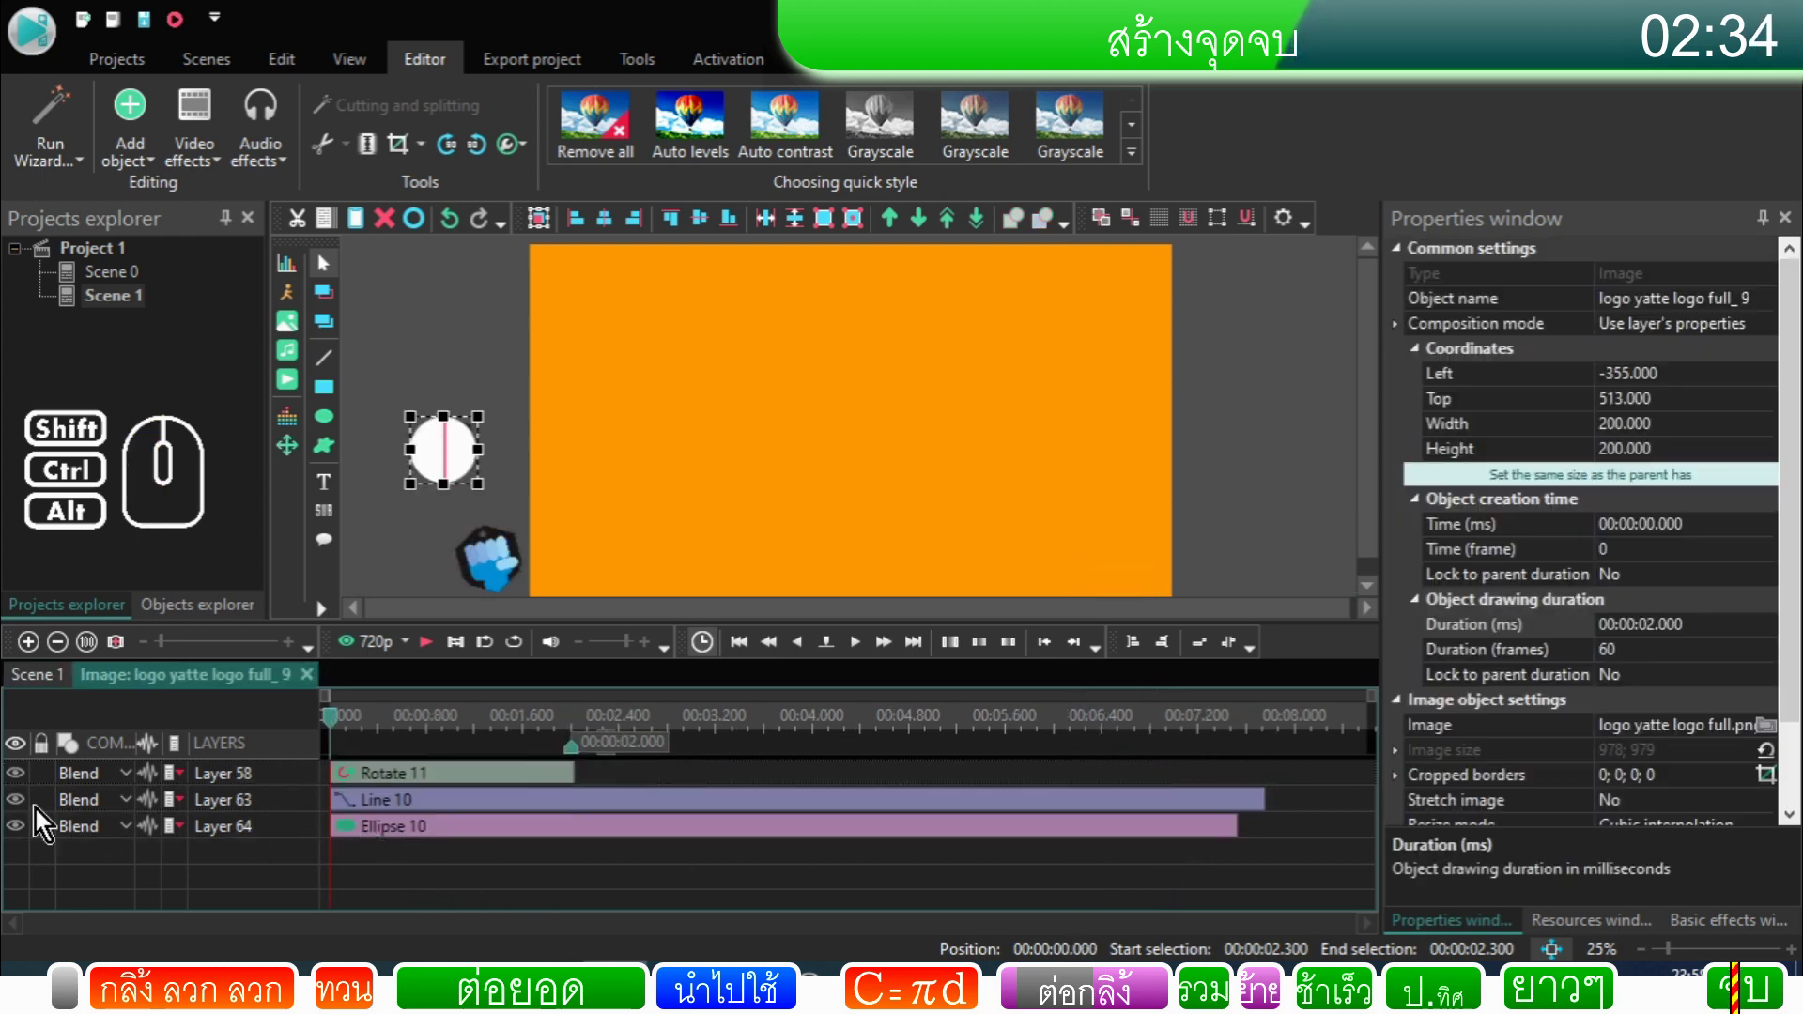
left_click(15, 815)
left_click(15, 832)
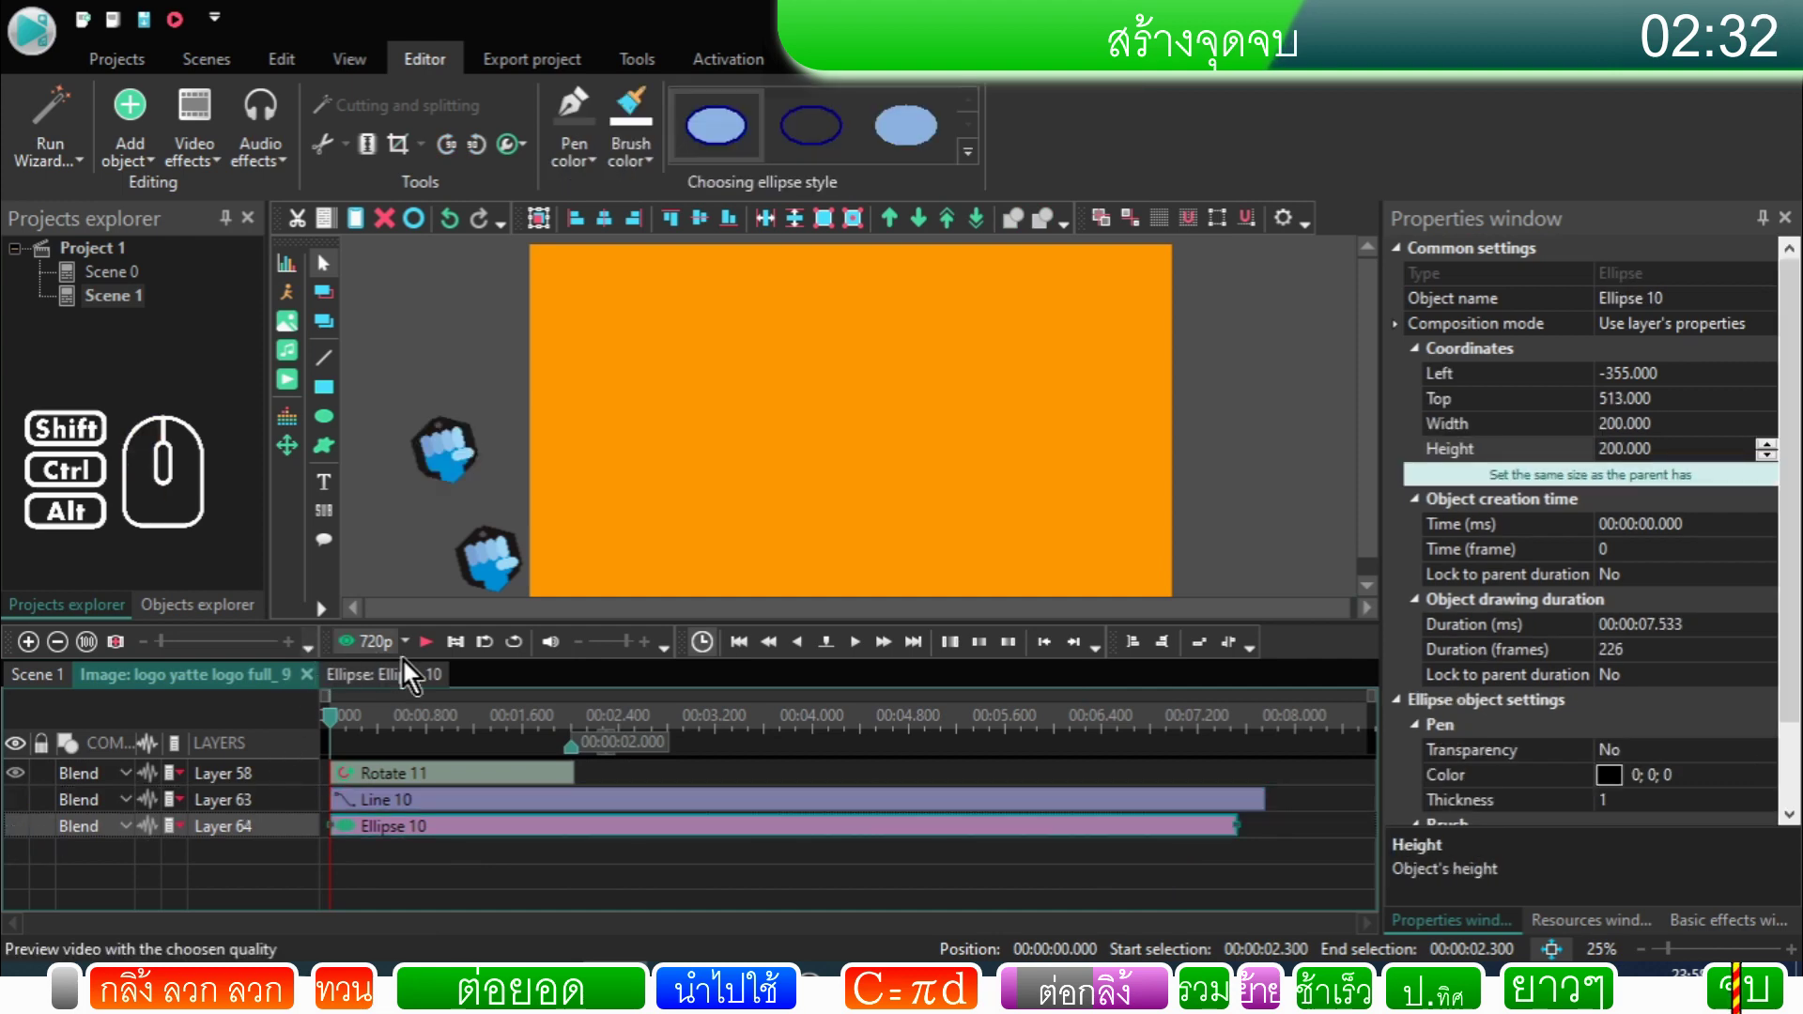
left_click(56, 682)
left_click(1127, 732)
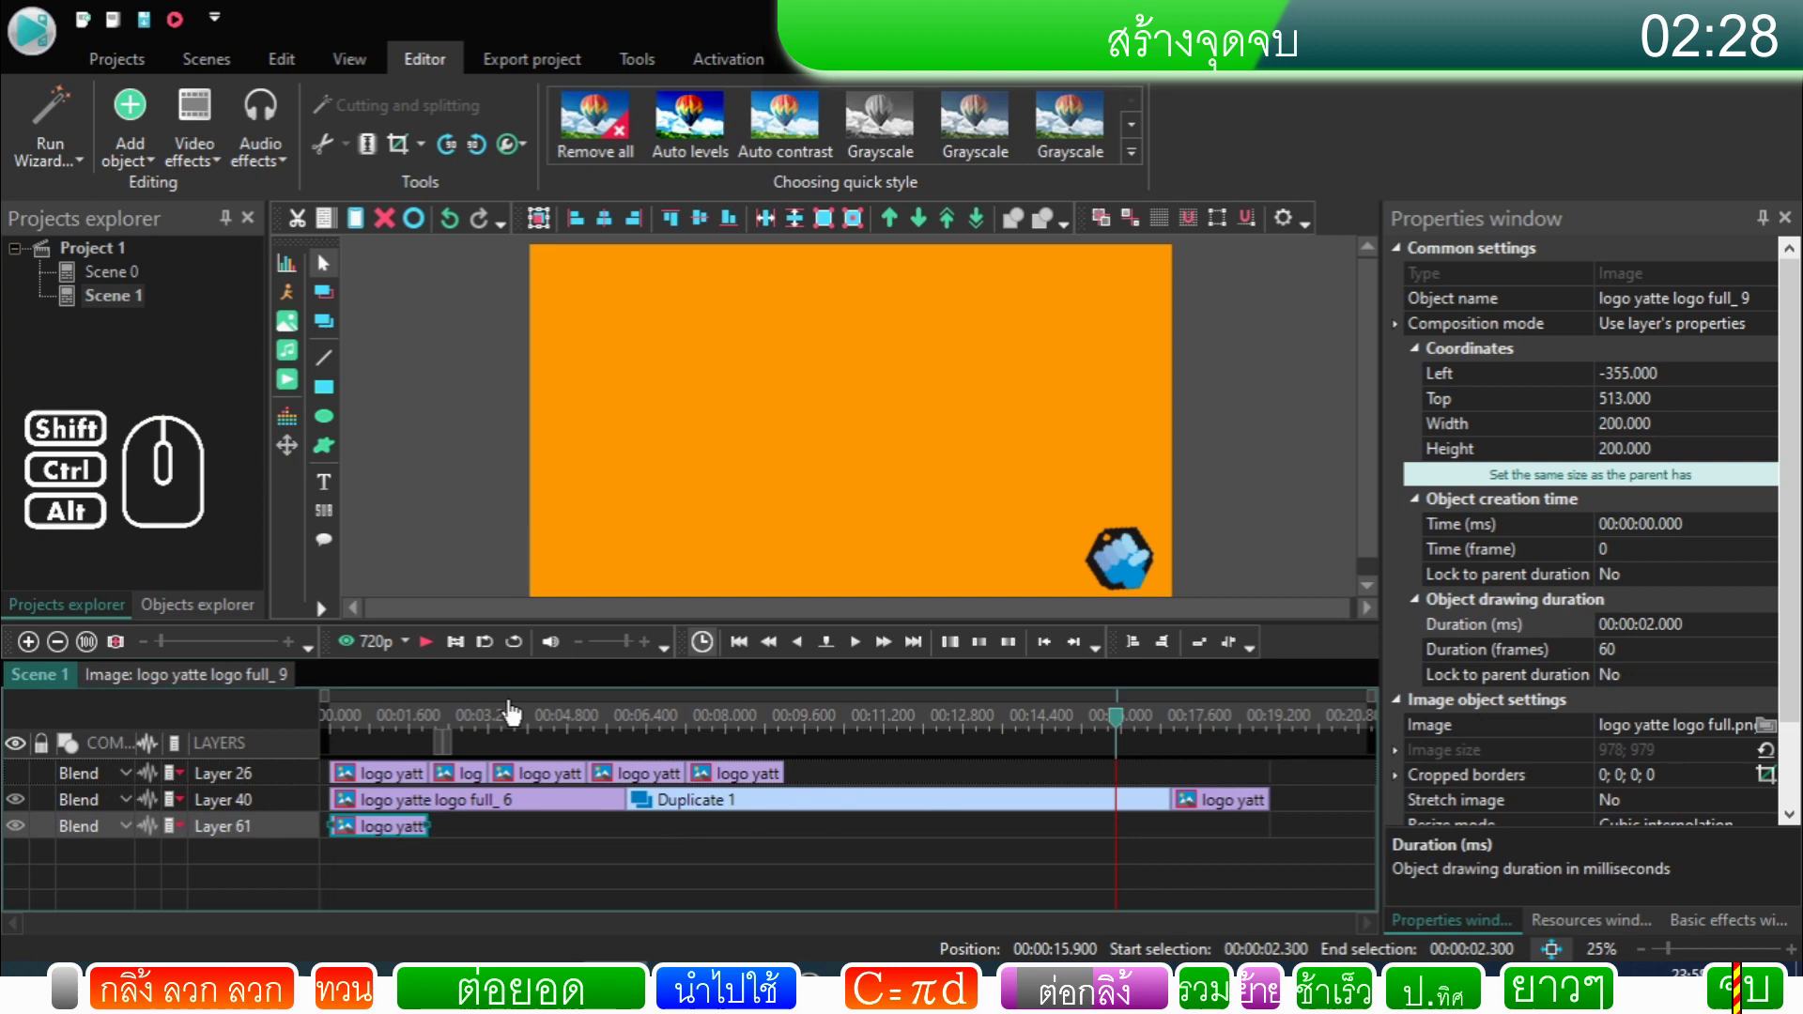
left_click(432, 653)
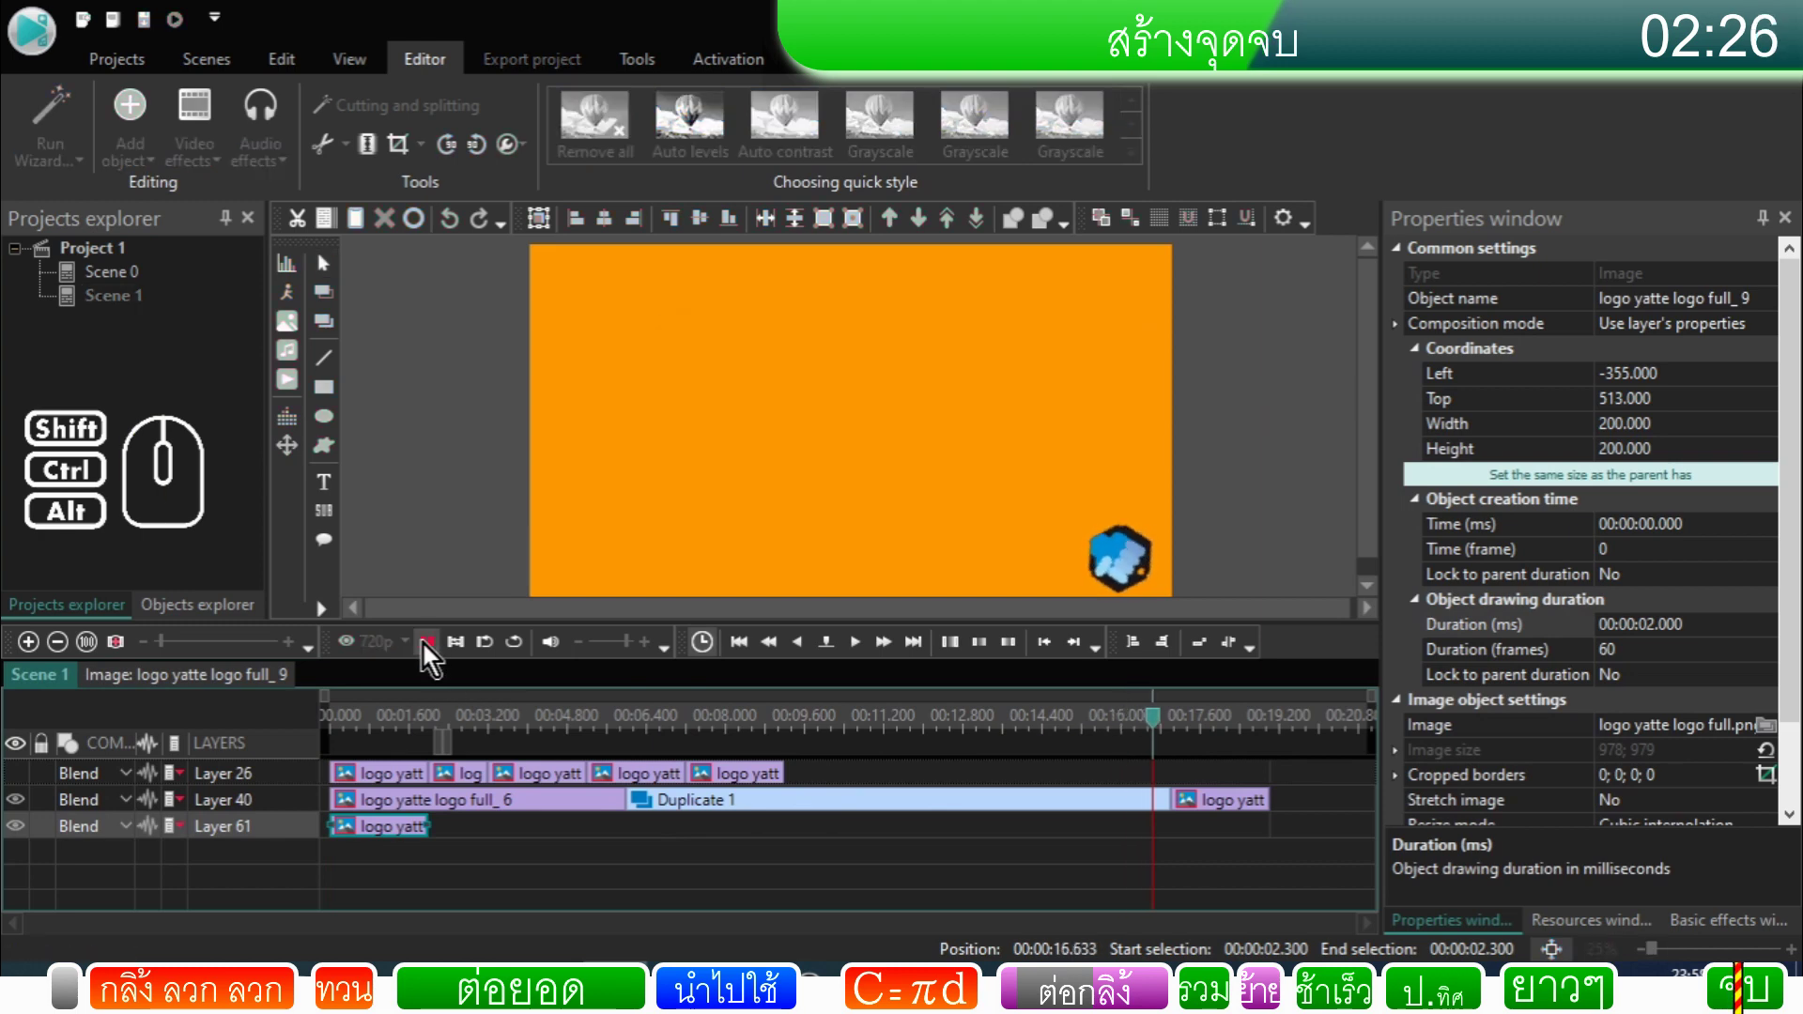
left_click(432, 653)
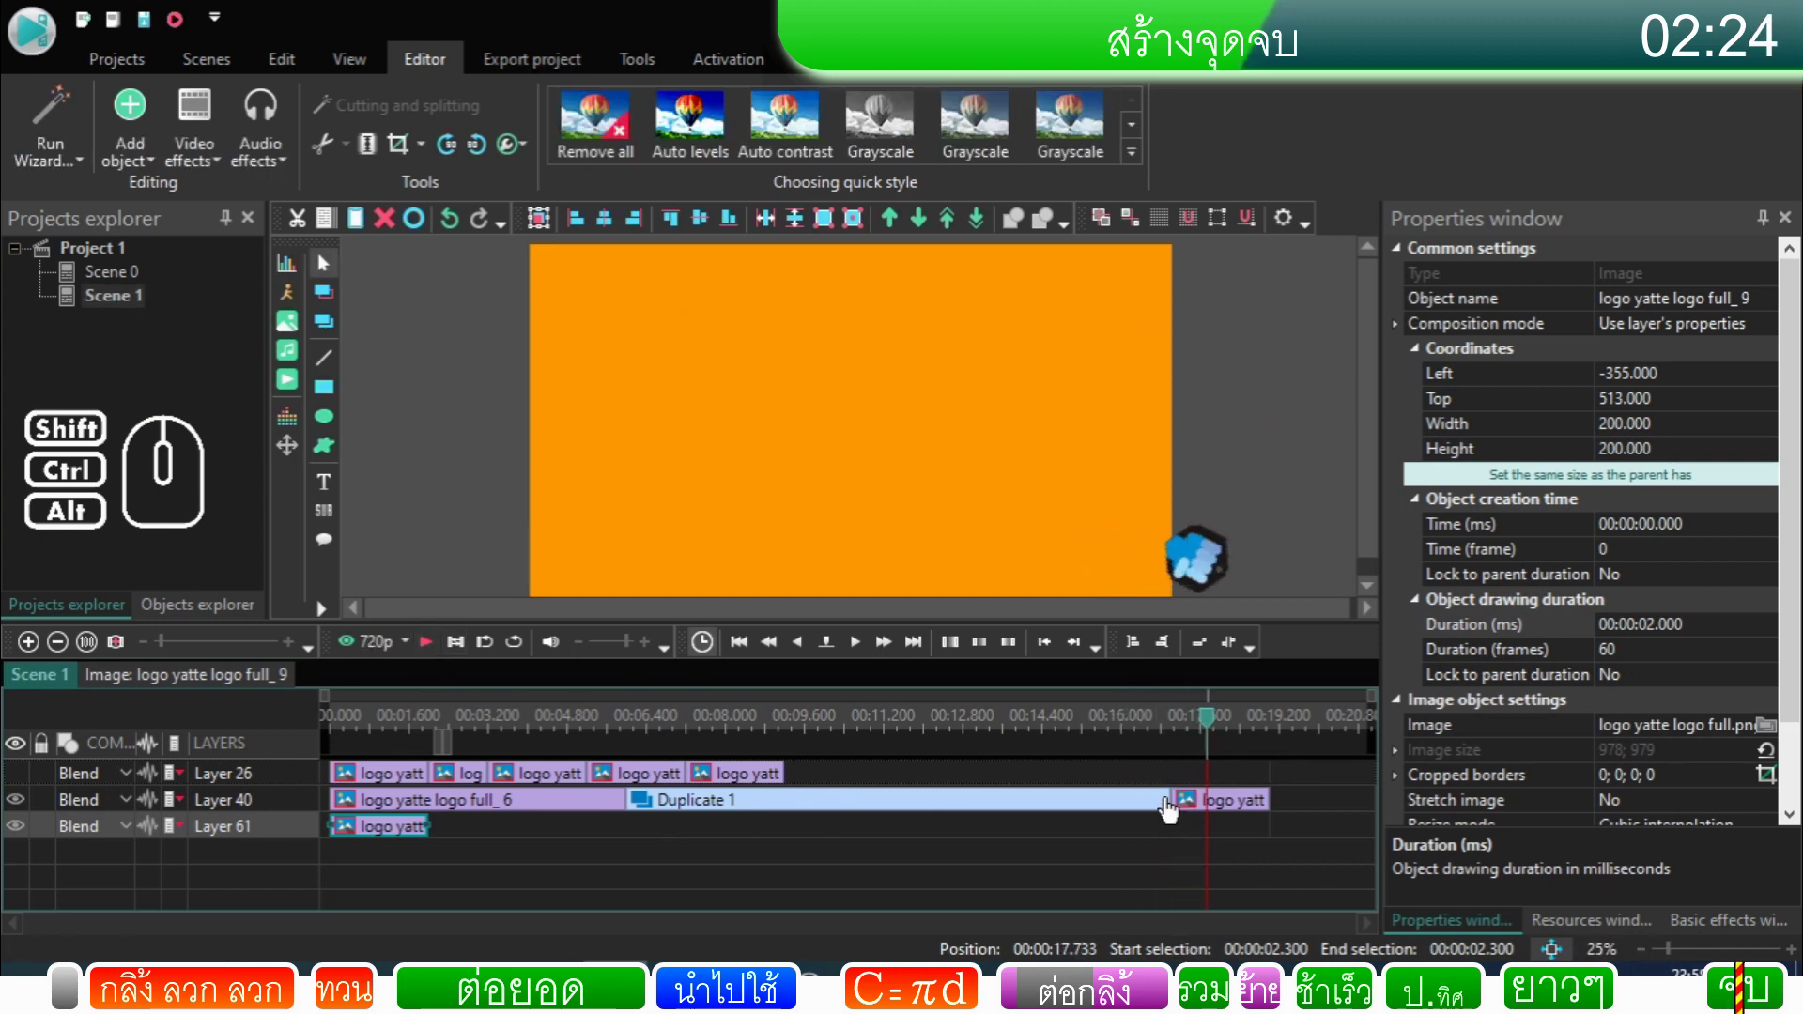
left_click(1173, 809)
right_click(1173, 810)
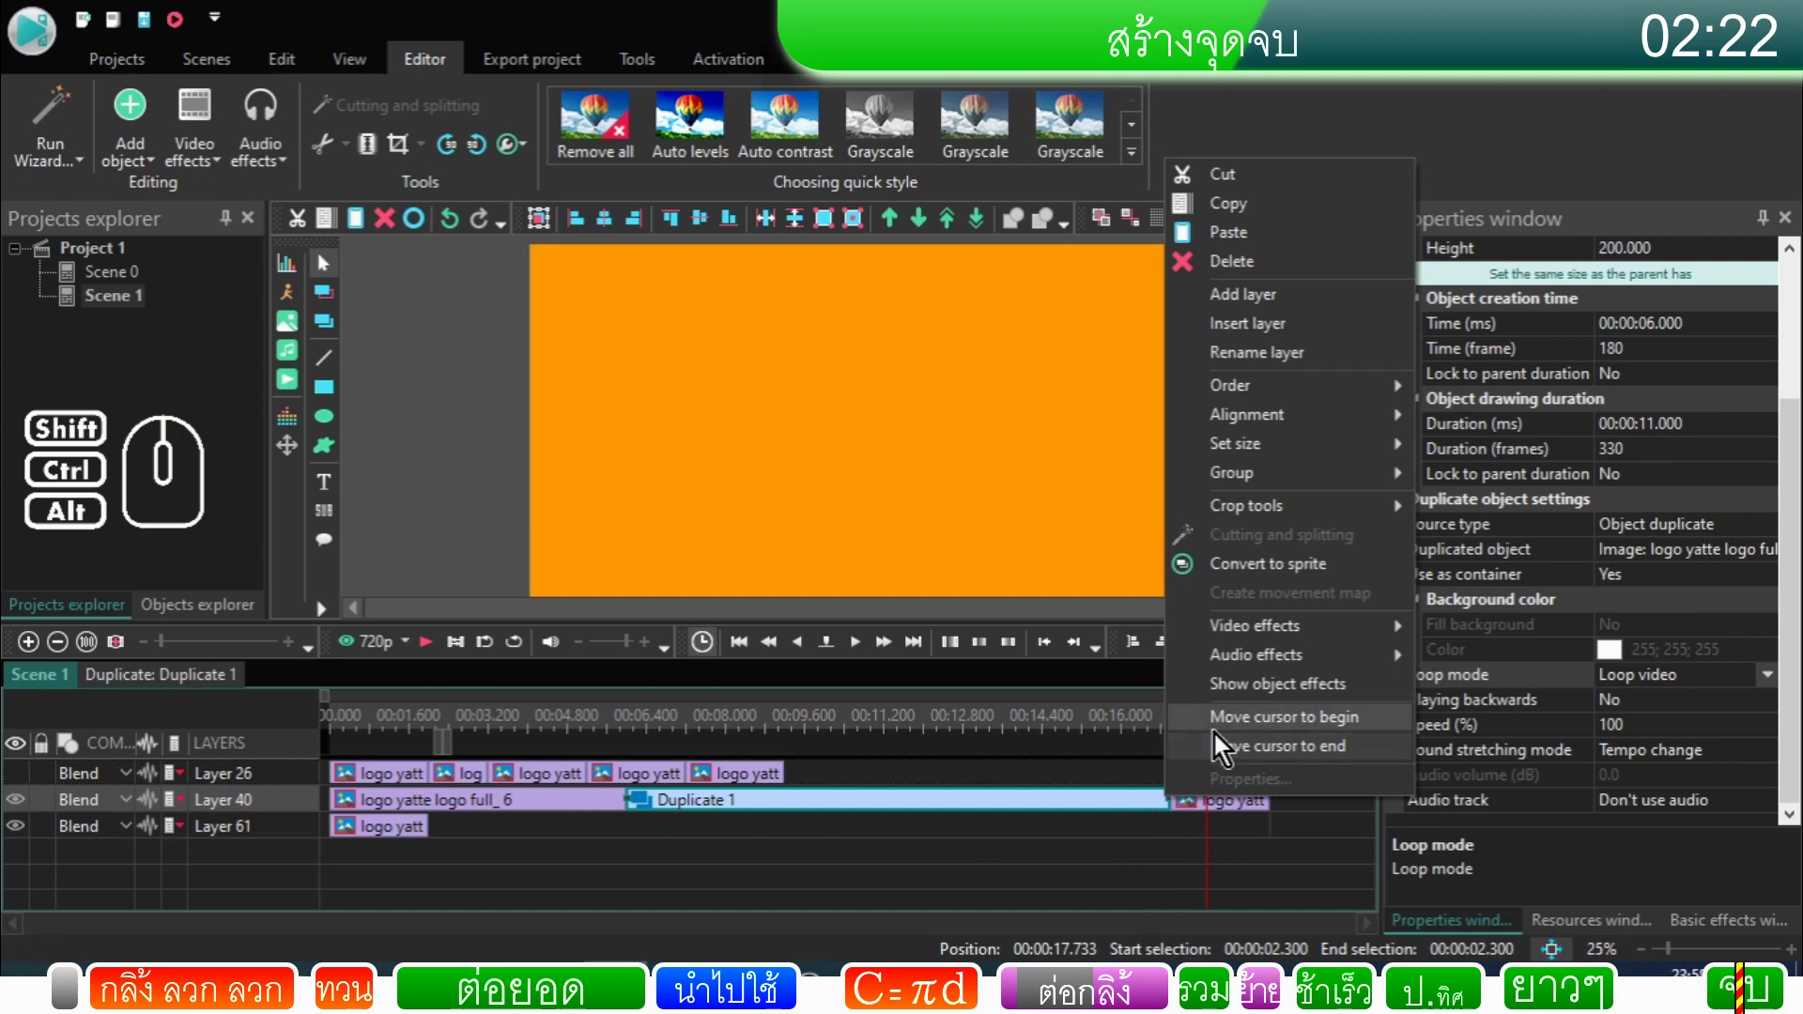
left_click(1215, 755)
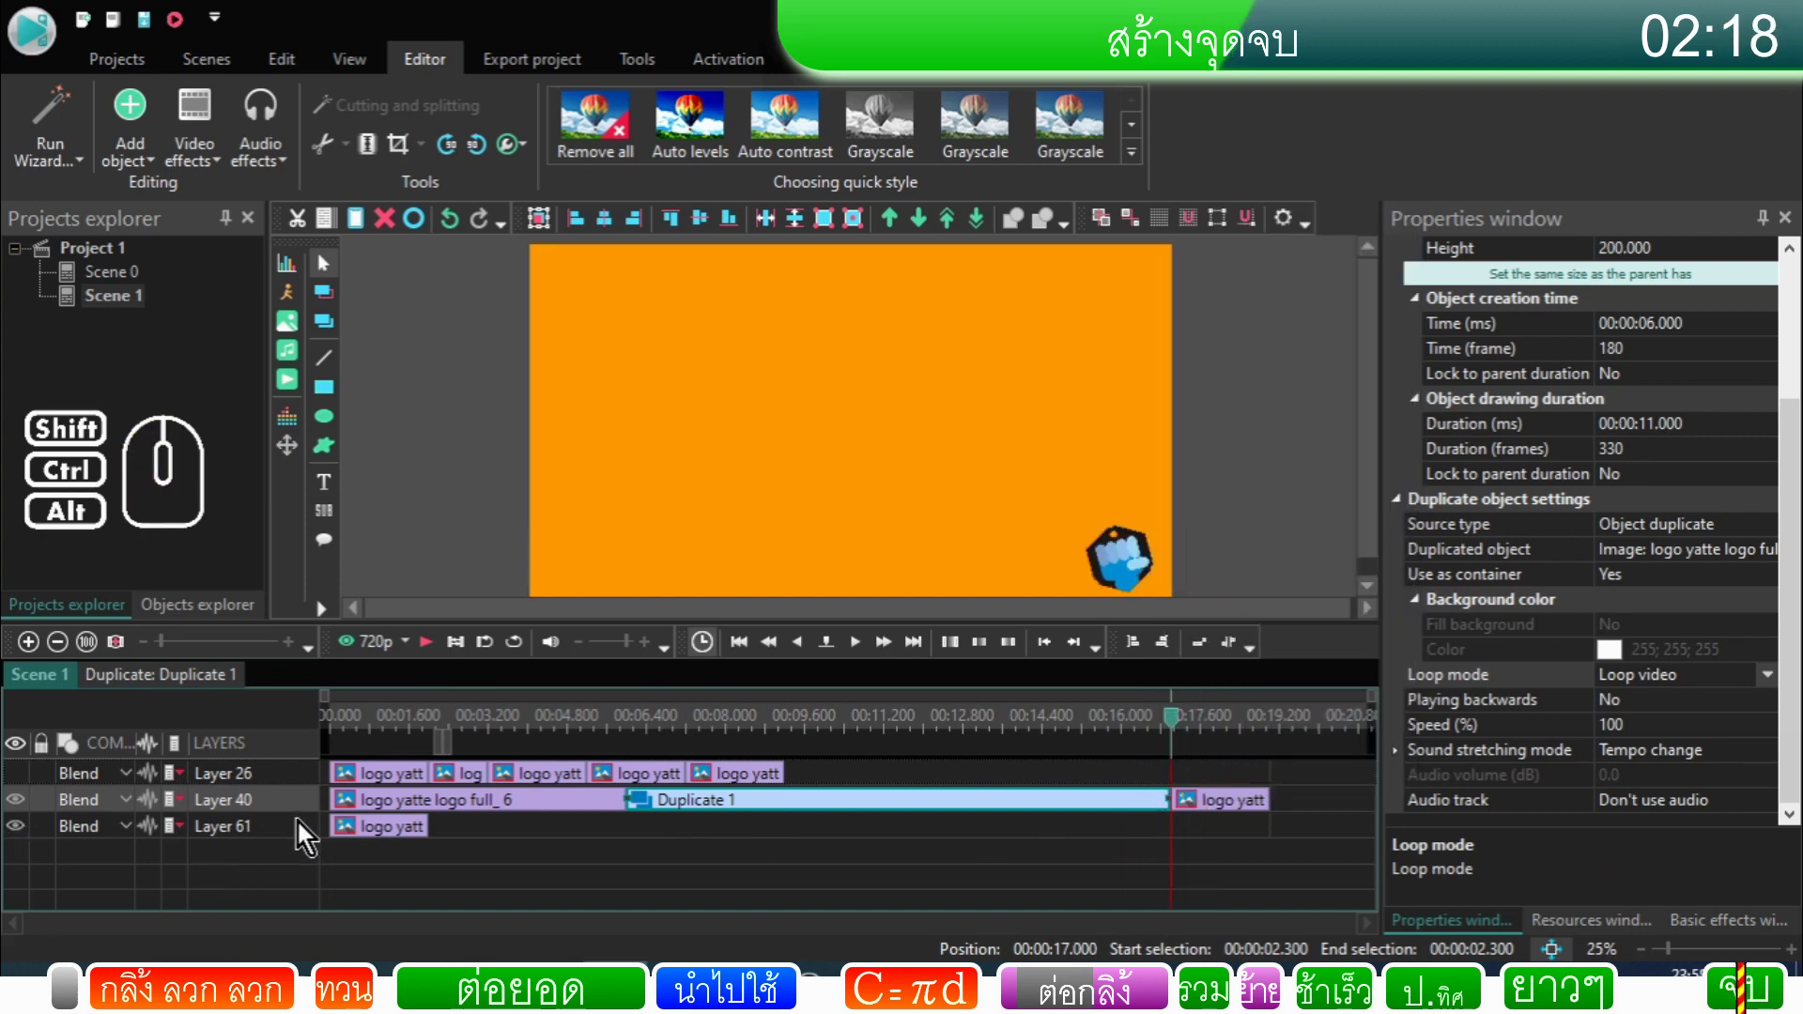
double_click(376, 841)
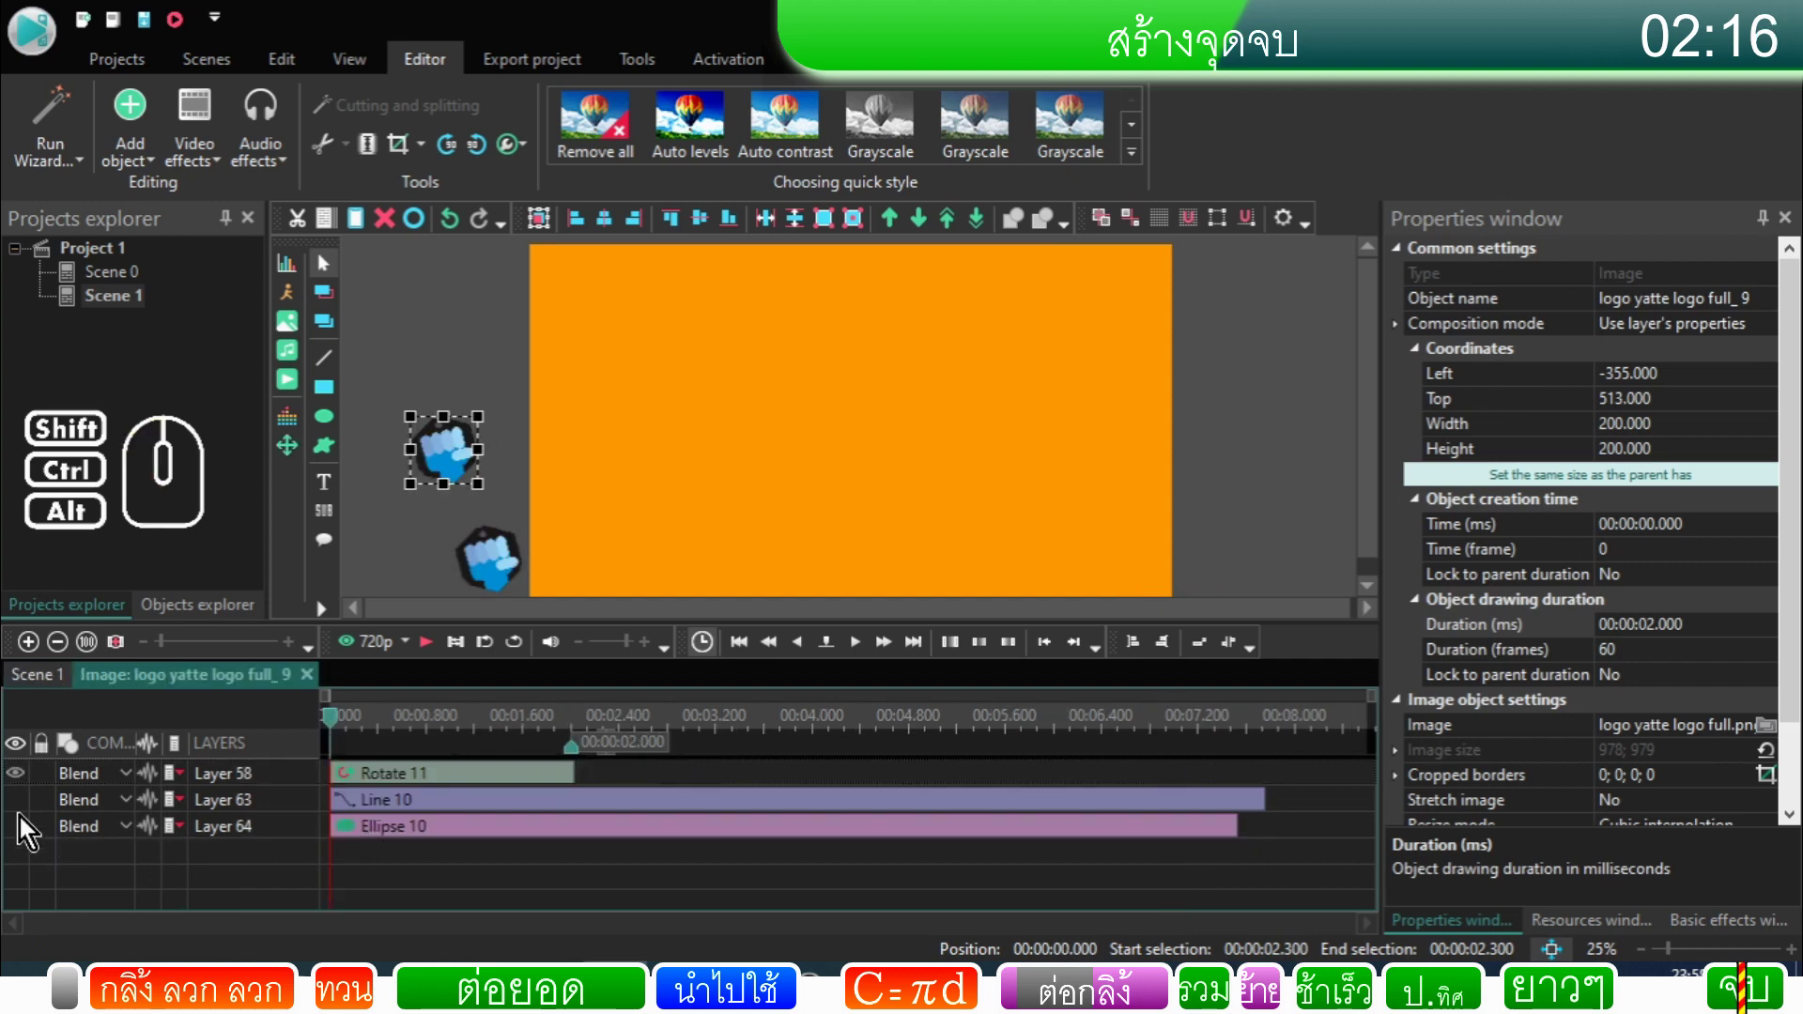
left_click(23, 809)
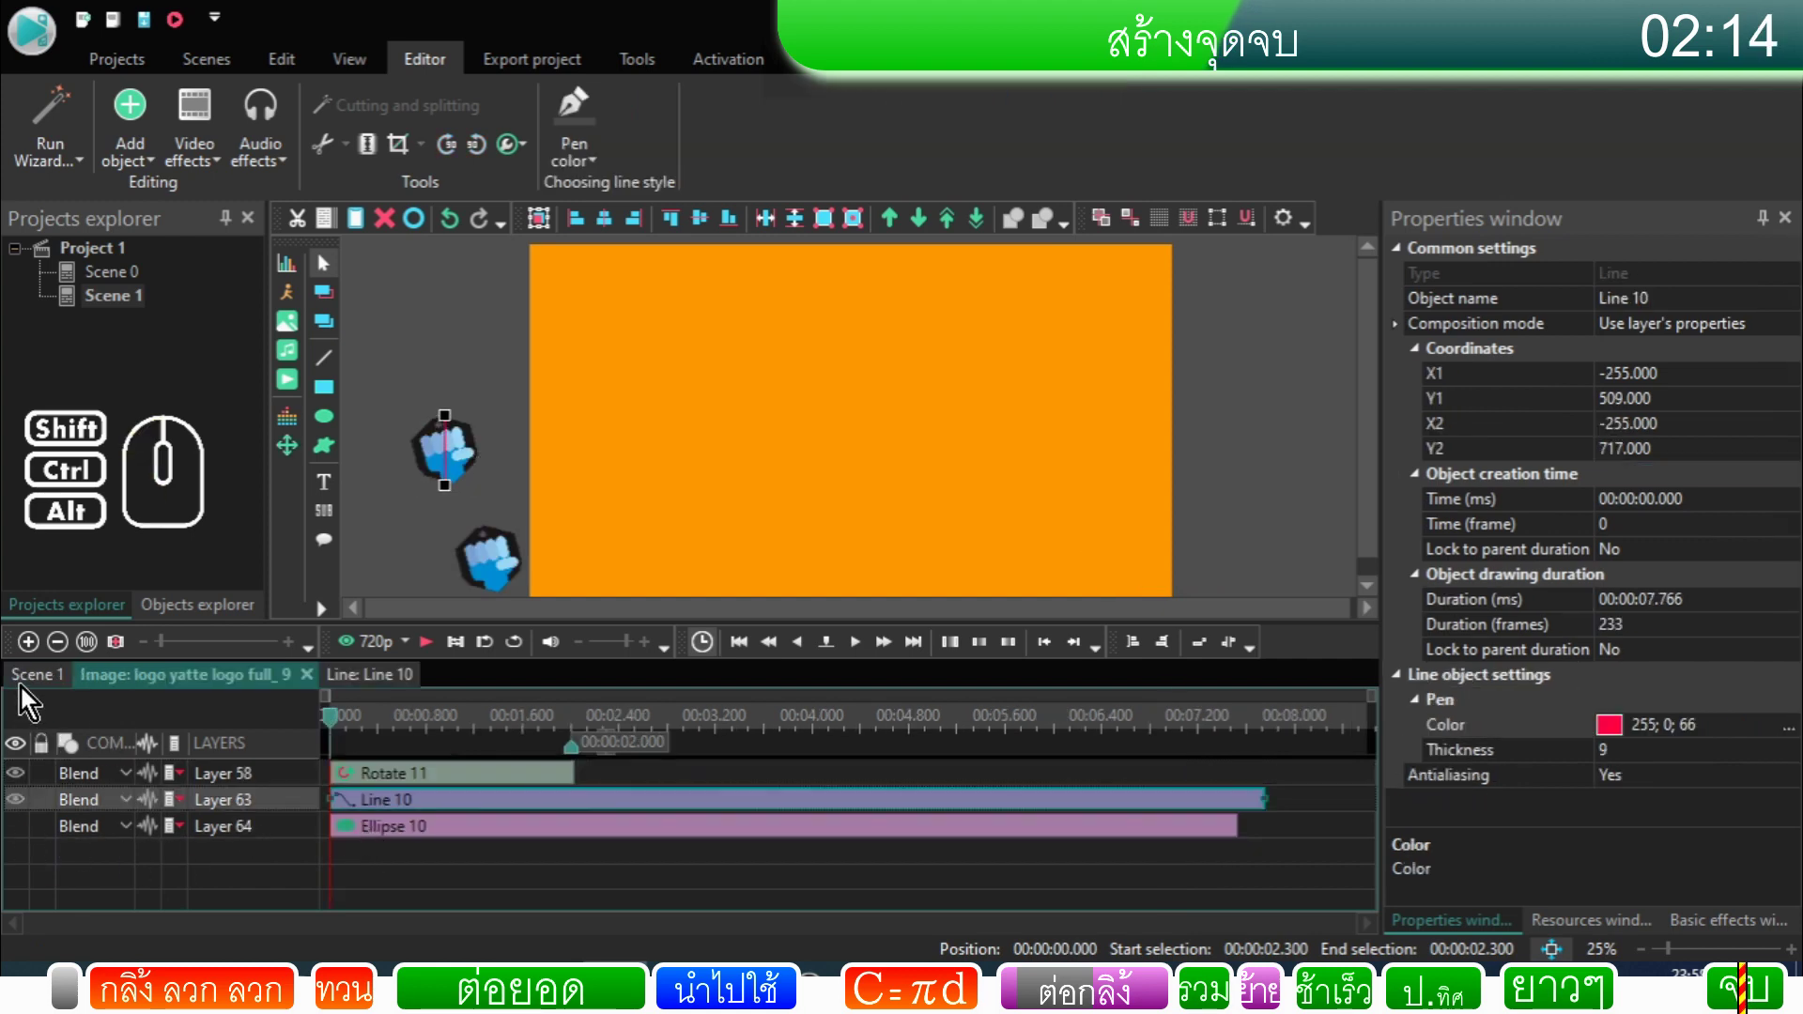
left_click(25, 686)
left_click(1176, 736)
left_click(873, 654)
left_click(872, 654)
double_click(873, 654)
left_click(873, 652)
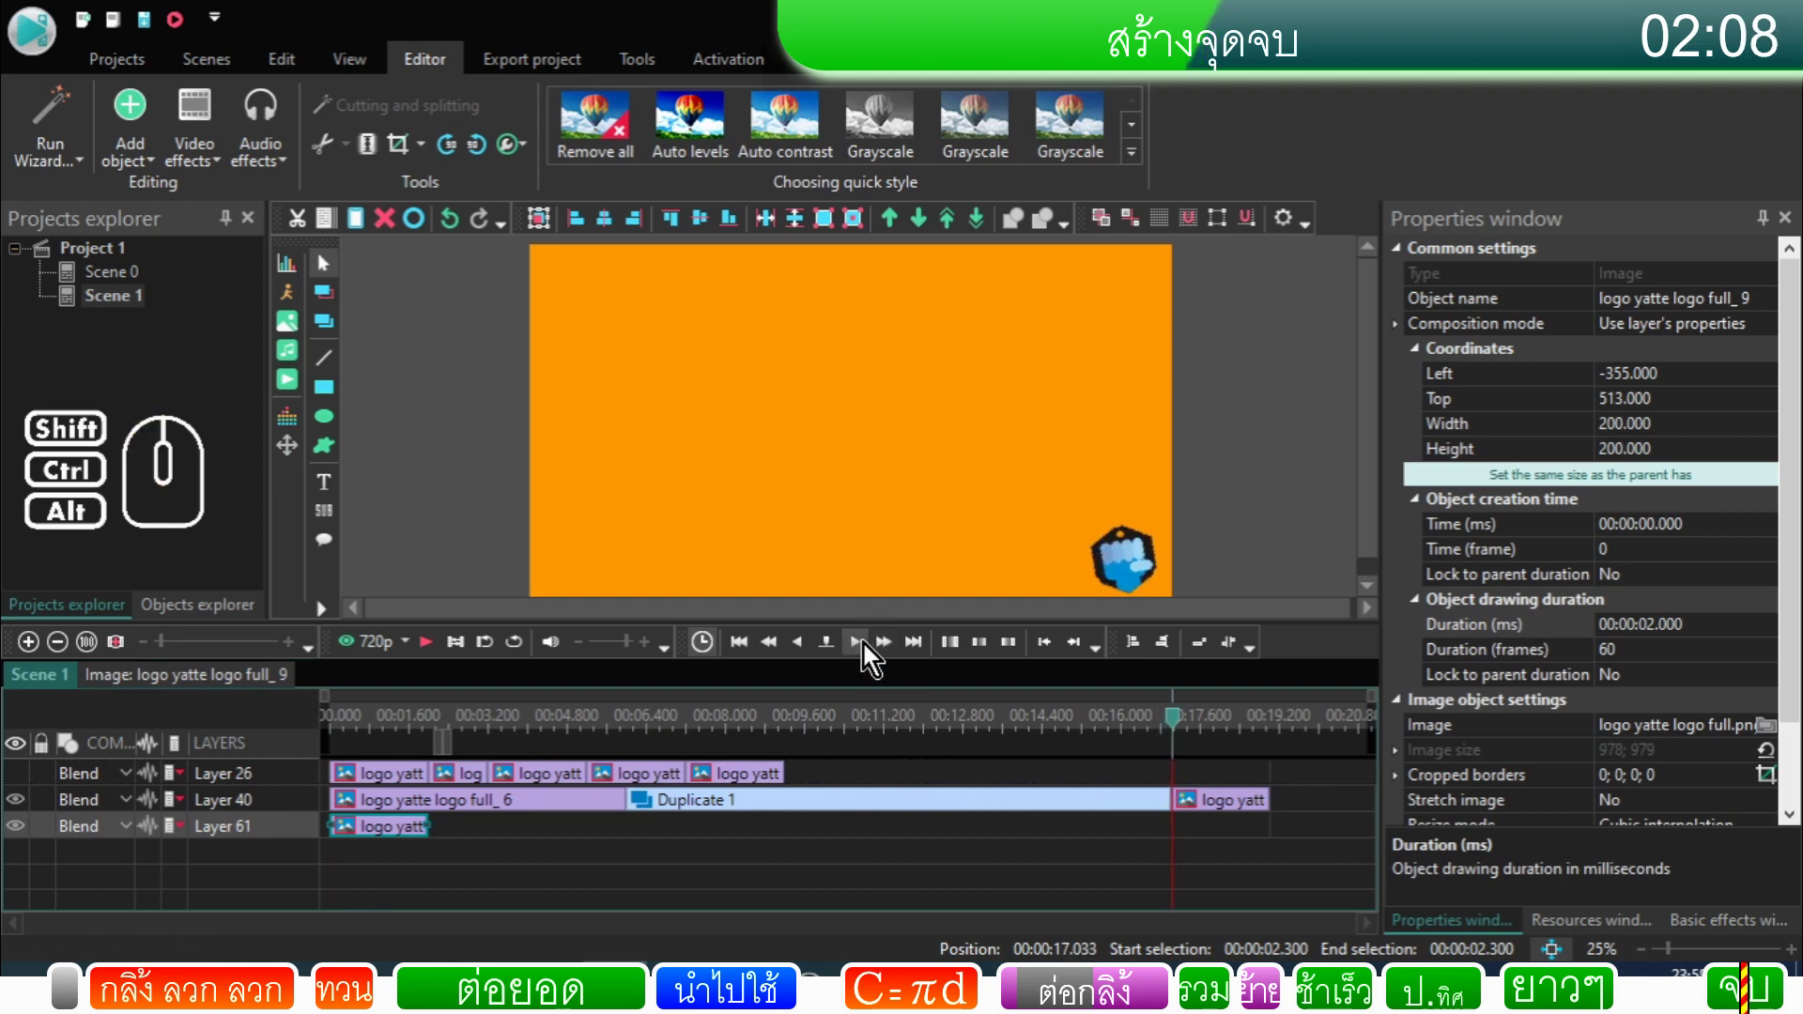
Step: Step the Scene 1 preview back frame by frame through the logo's roll
left_click(810, 654)
left_click(810, 654)
left_click(810, 653)
left_click(810, 653)
left_click(811, 653)
left_click(810, 653)
left_click(811, 654)
left_click(810, 653)
left_click(811, 653)
left_click(811, 654)
double_click(810, 654)
left_click(811, 654)
left_click(810, 654)
left_click(810, 654)
left_click(810, 653)
left_click(810, 653)
left_click(811, 654)
left_click(810, 653)
left_click(810, 654)
left_click(810, 653)
left_click(809, 654)
left_click(809, 653)
left_click(809, 654)
left_click(809, 653)
left_click(809, 653)
left_click(809, 654)
left_click(810, 653)
left_click(810, 654)
double_click(810, 653)
left_click(809, 654)
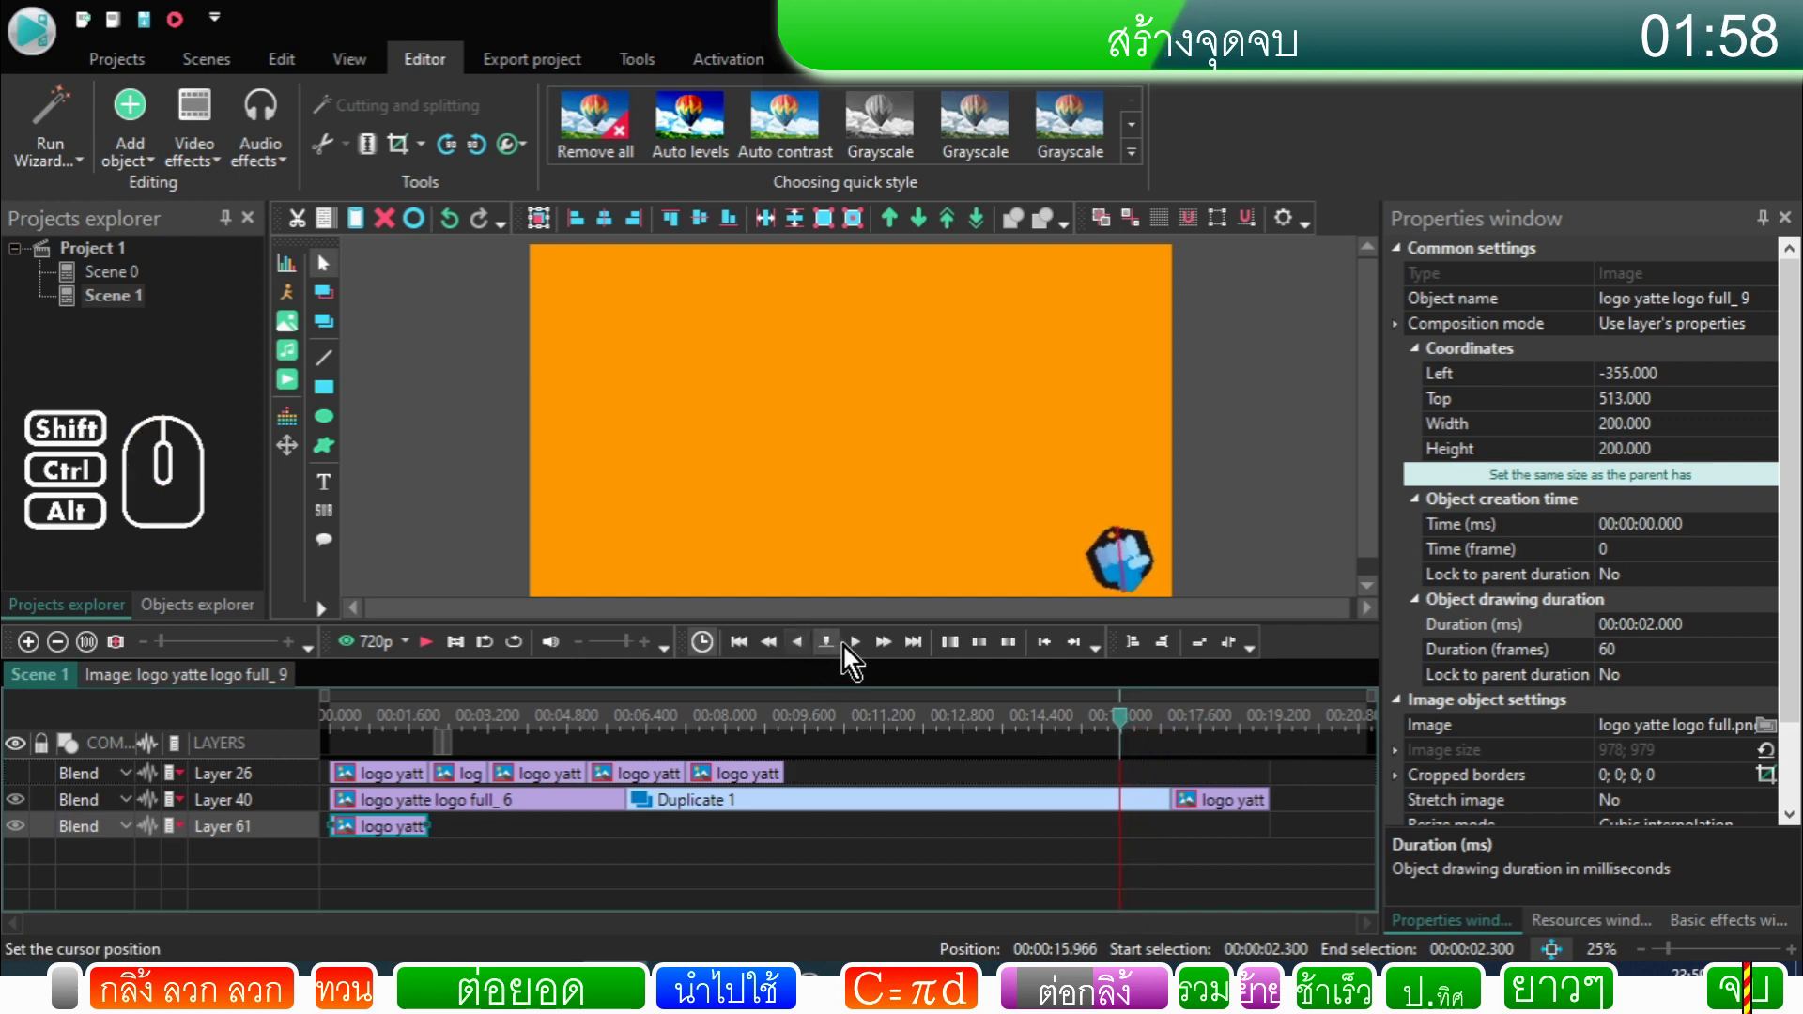
Step: Play and stop the scene, then open the Layer 61 logo clip showing Rotate 11, Line 10 and Ellipse 10
left_click(865, 653)
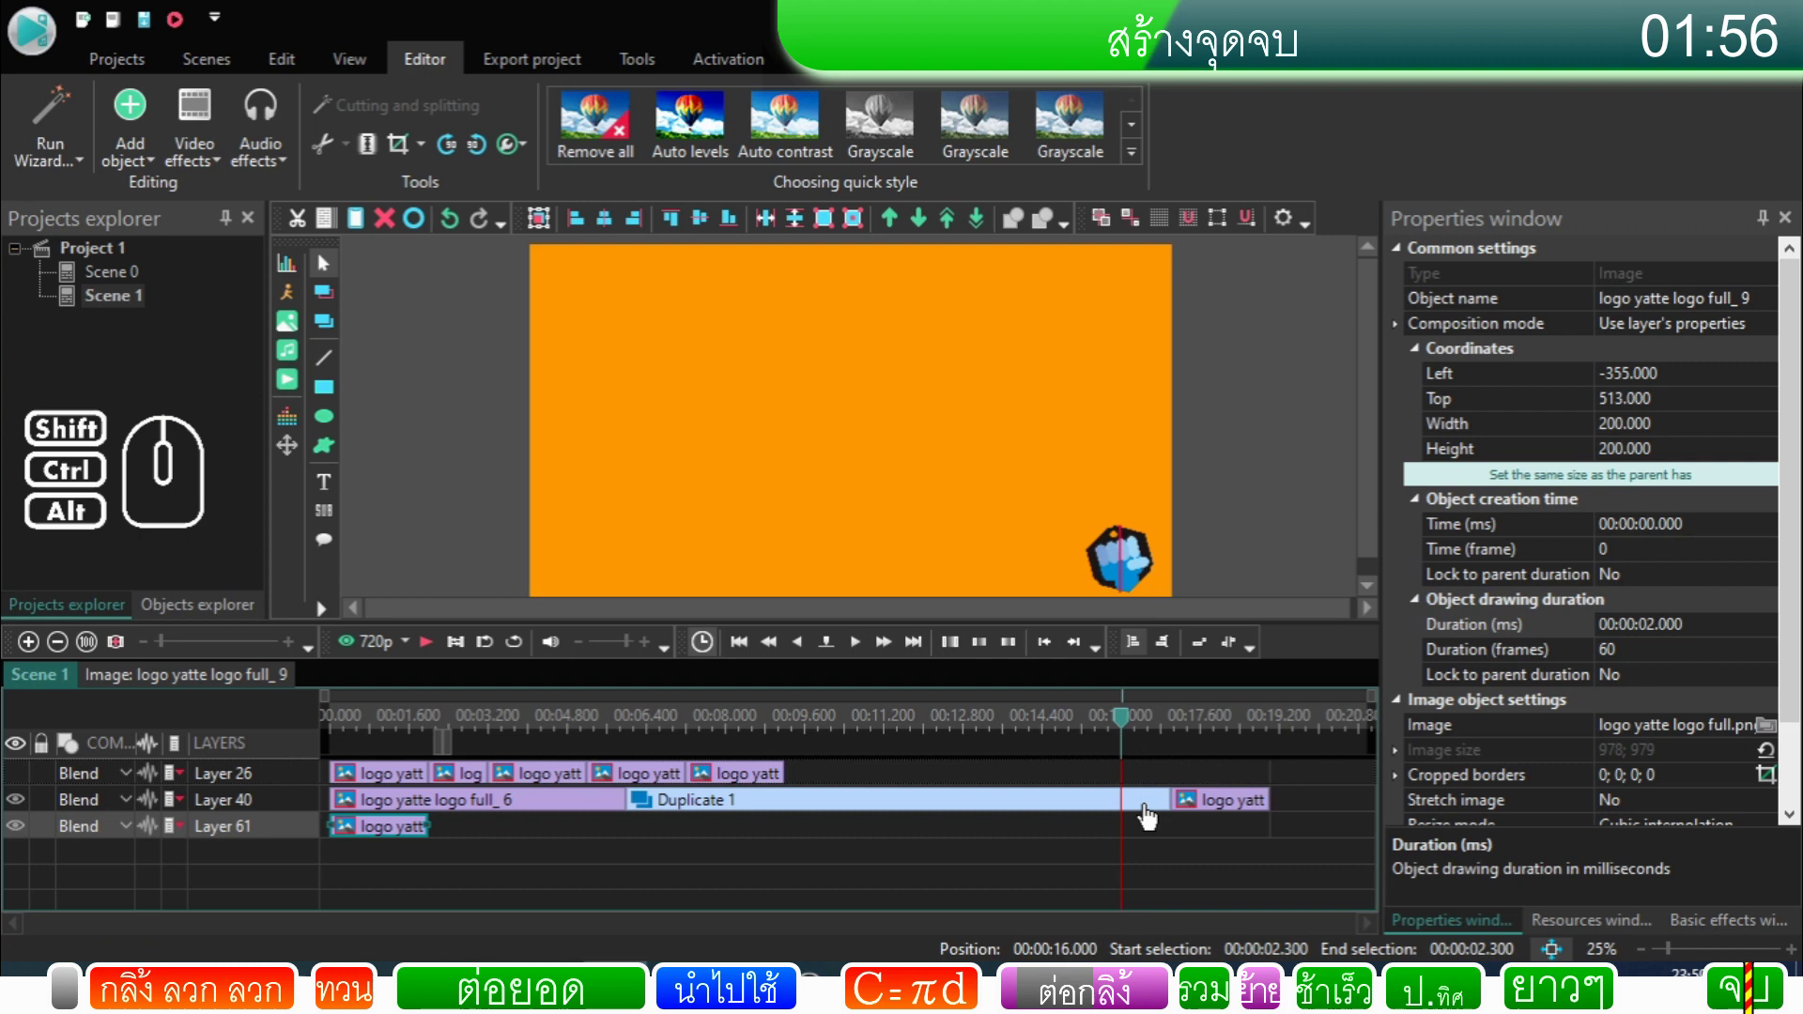
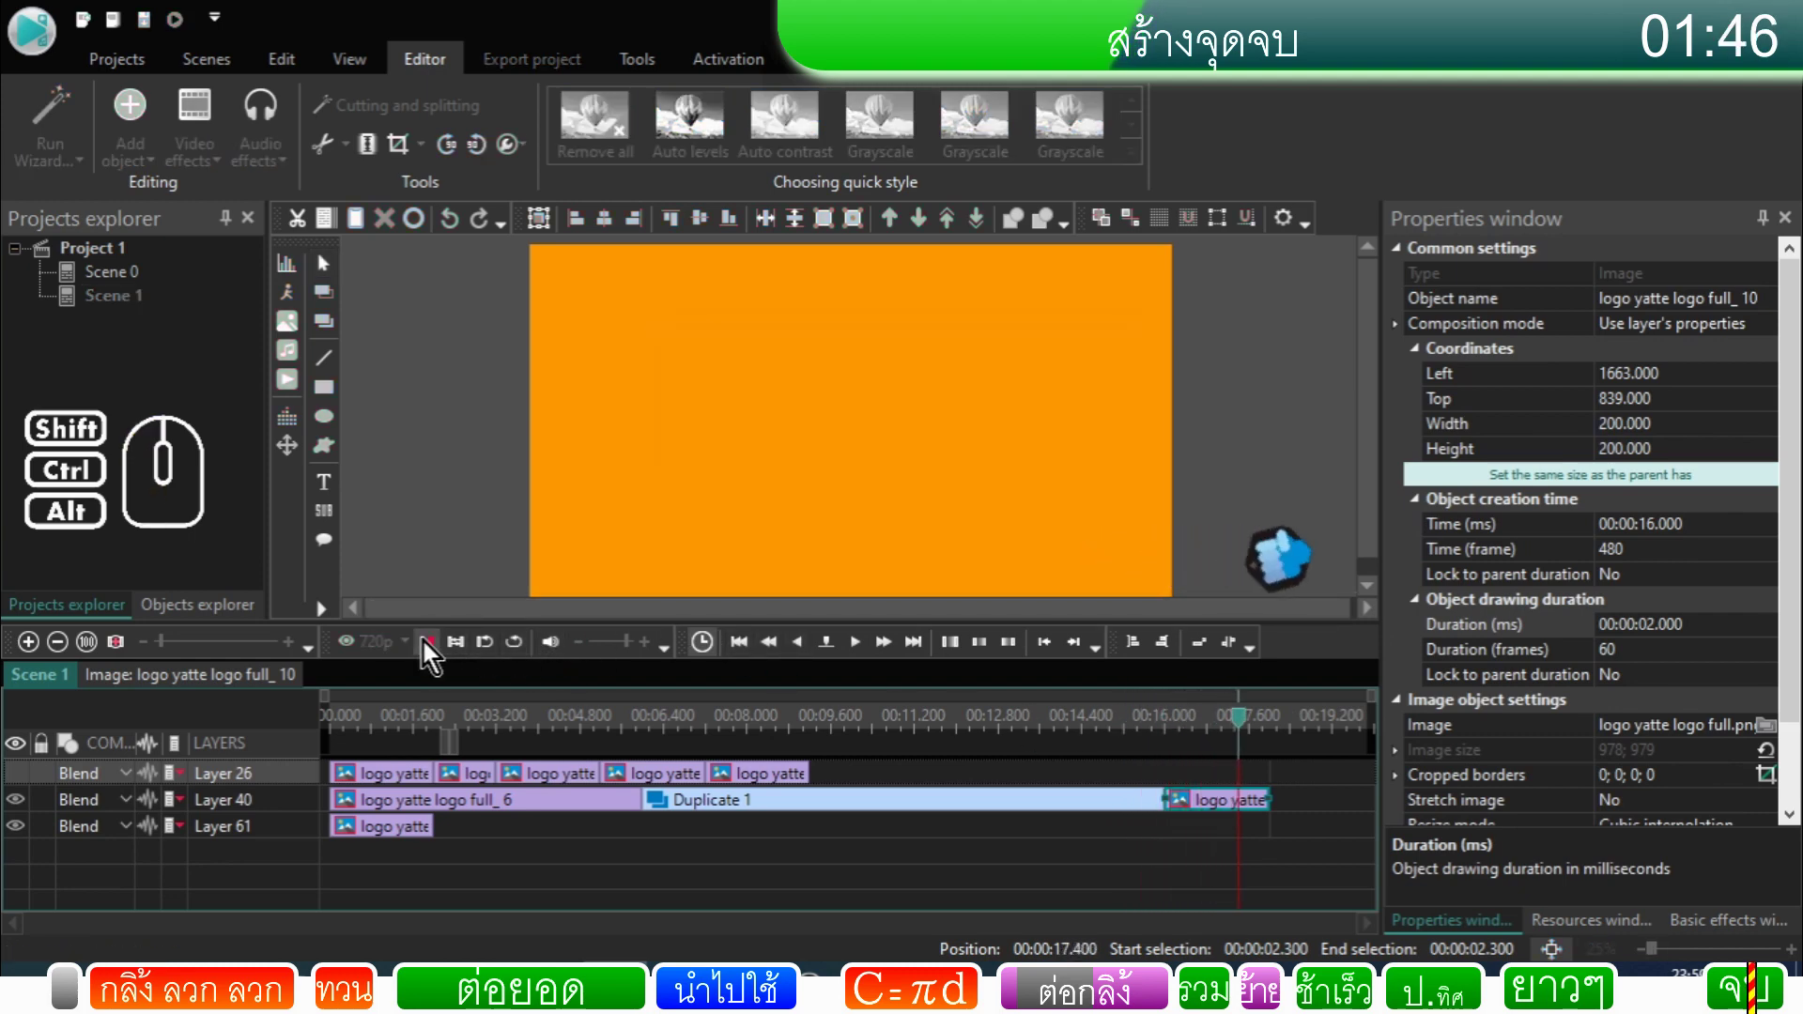
left_click(390, 839)
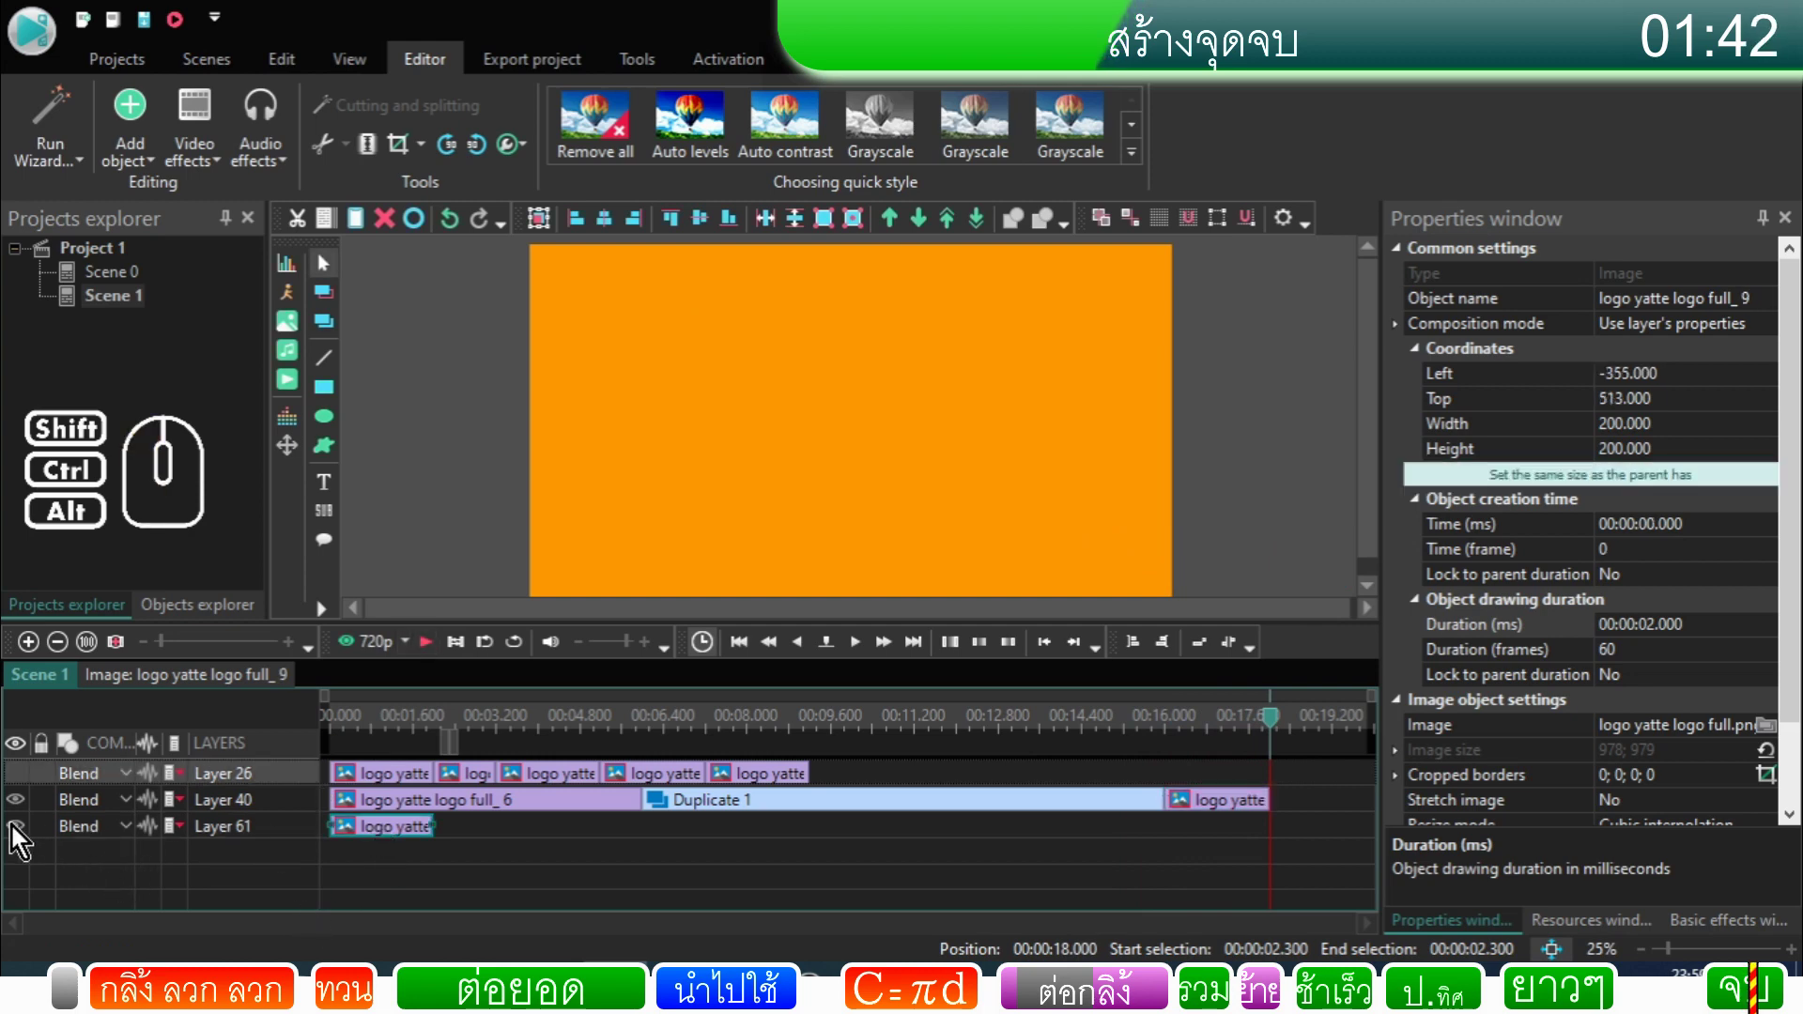
left_click(15, 831)
left_click(634, 858)
left_click(533, 740)
left_click(537, 729)
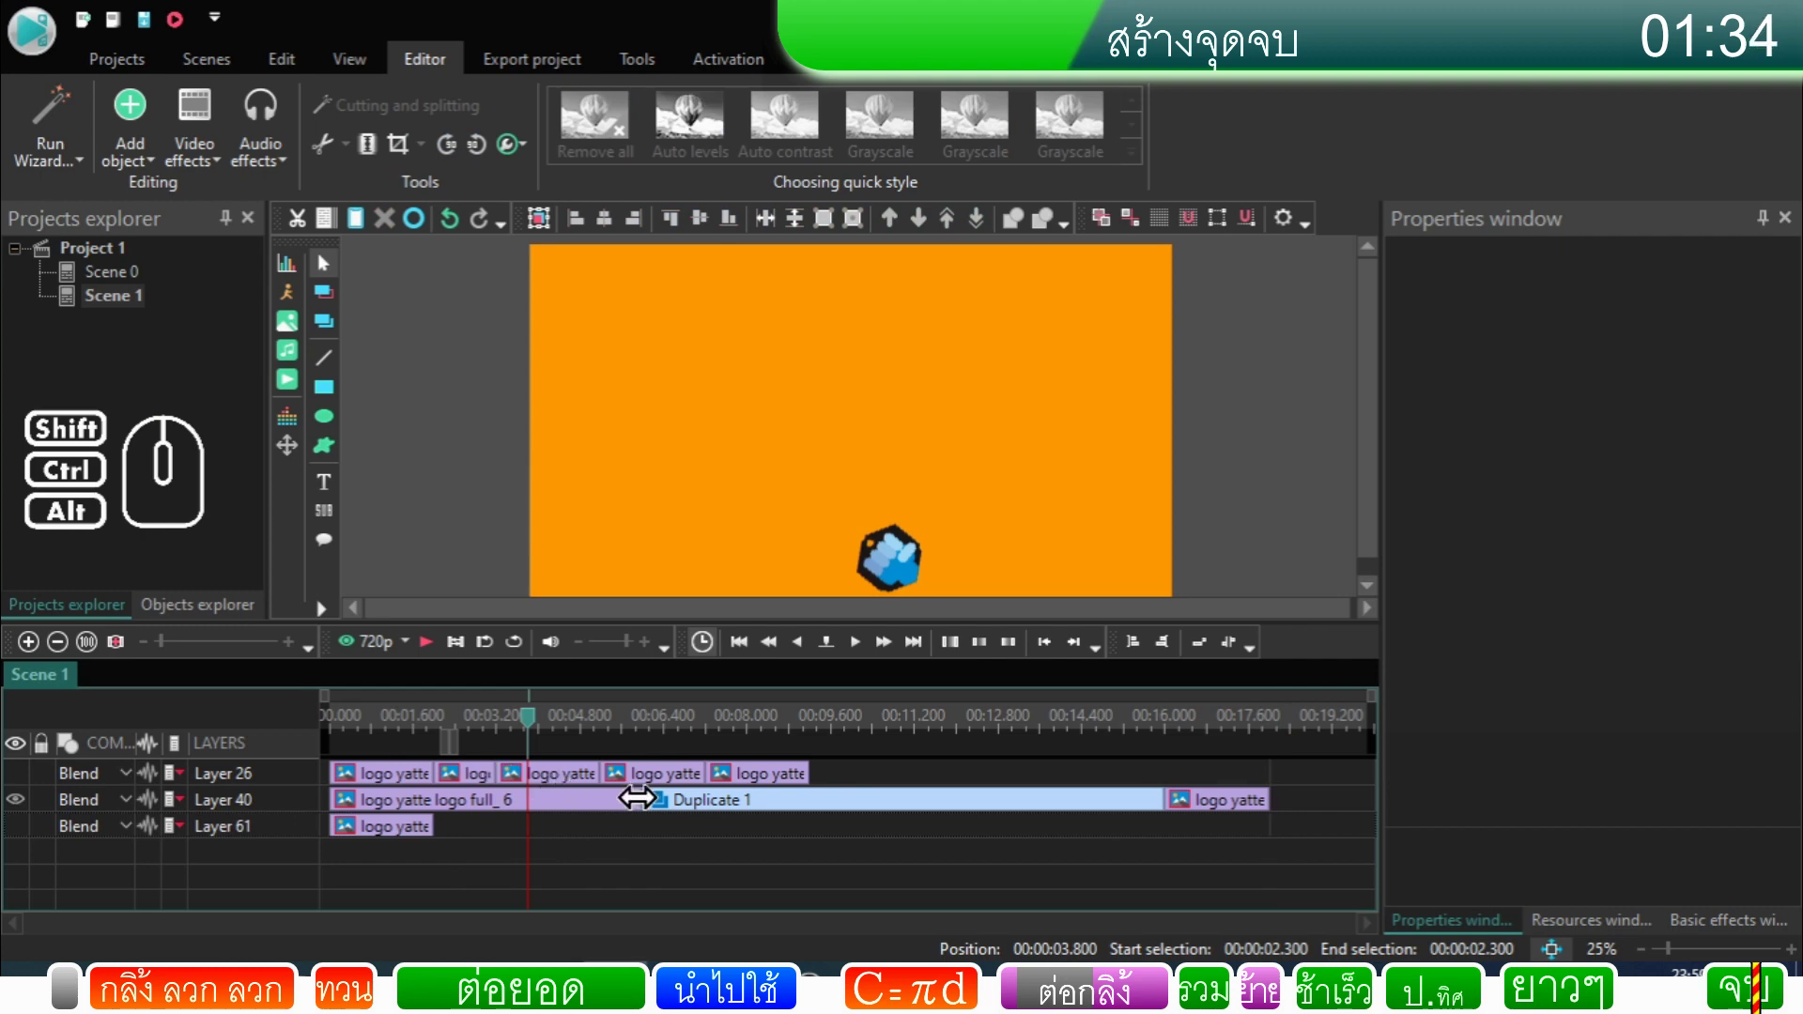
left_click(708, 805)
left_click(1160, 736)
left_click(1169, 732)
double_click(380, 842)
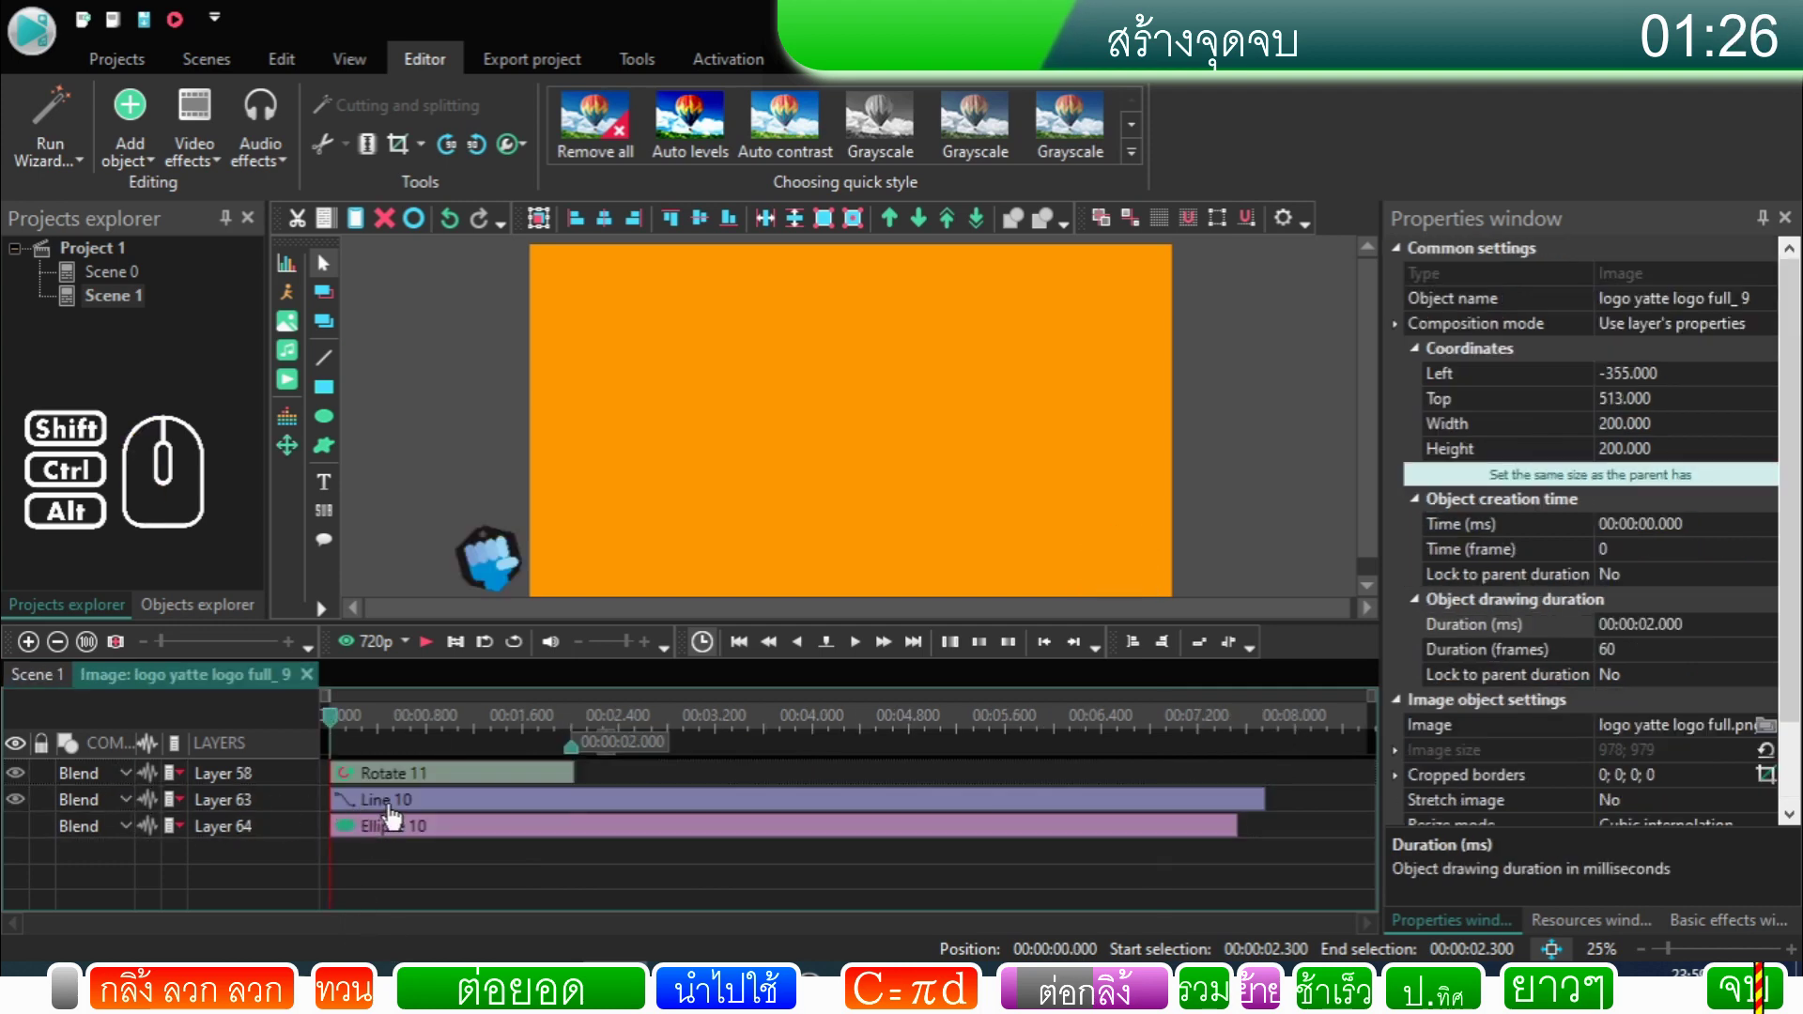
Step: Return from the sprite's inner animations to the Scene 1 timeline
left_click(67, 686)
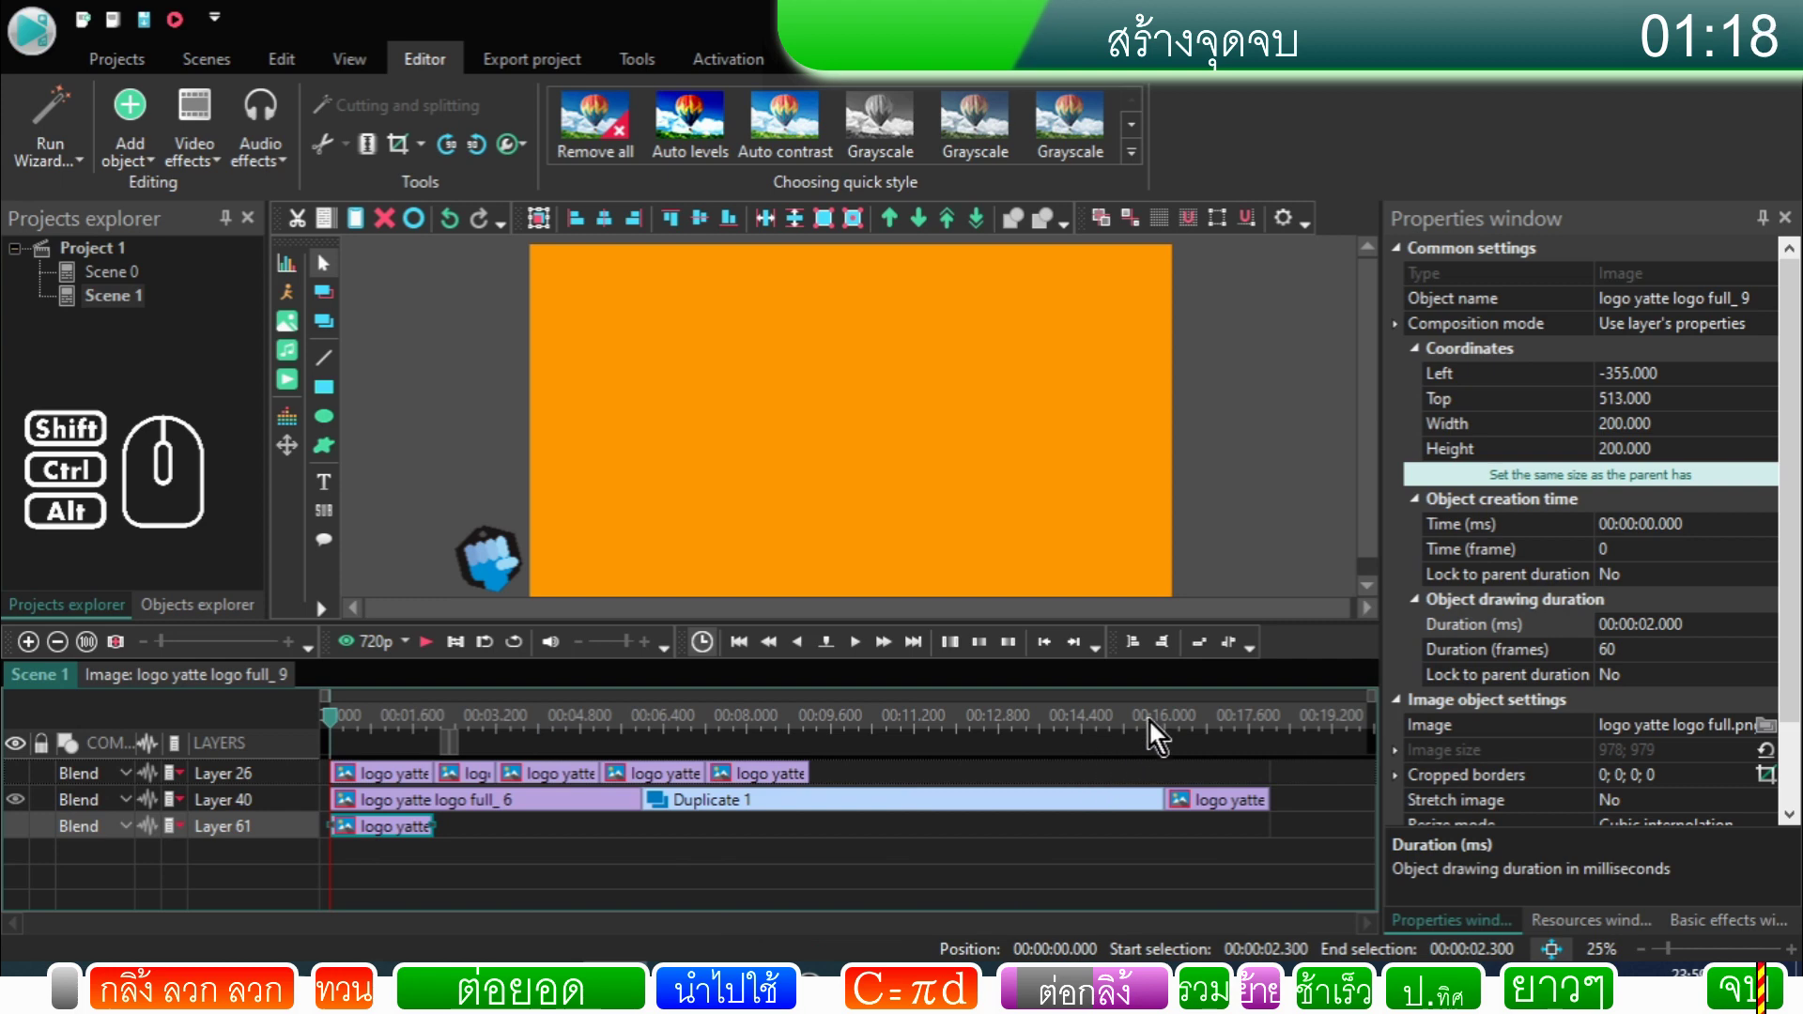
Step: Place the playhead near 16 seconds and step forward frame by frame through the logo
left_click(1157, 732)
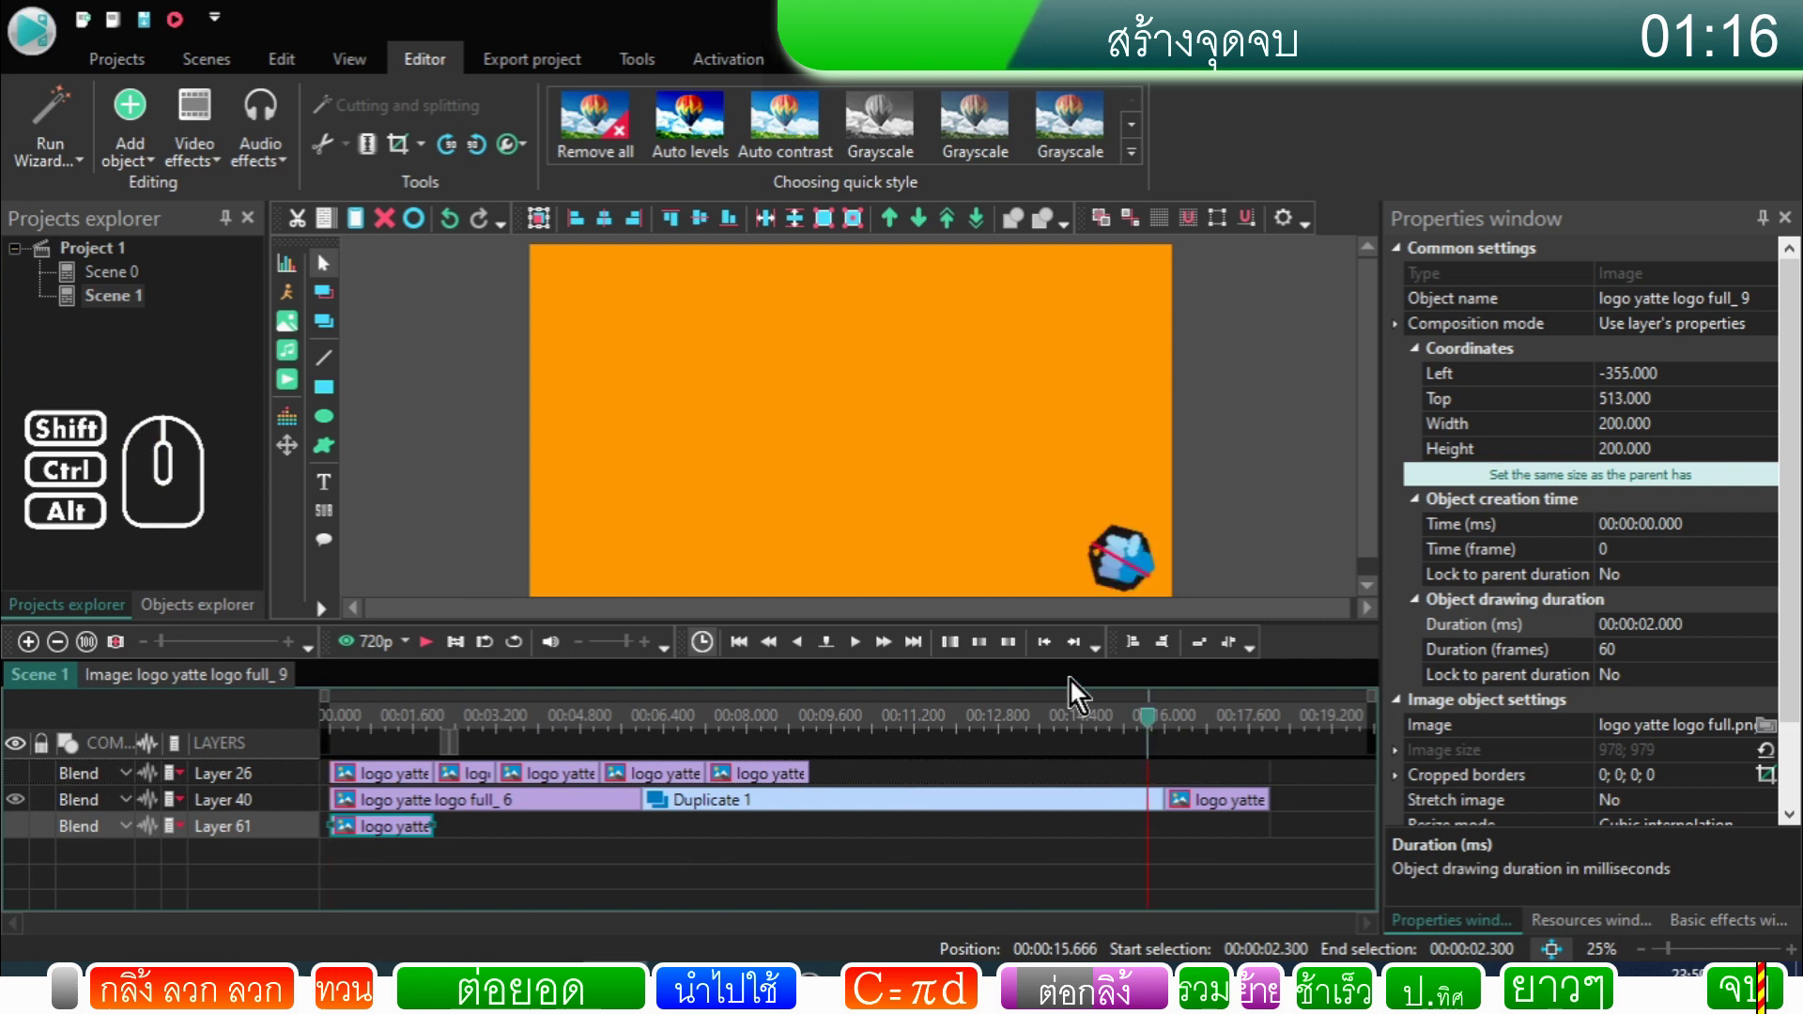
left_click(861, 652)
left_click(860, 653)
left_click(860, 653)
left_click(861, 653)
left_click(861, 653)
left_click(860, 653)
left_click(860, 653)
left_click(860, 653)
double_click(860, 653)
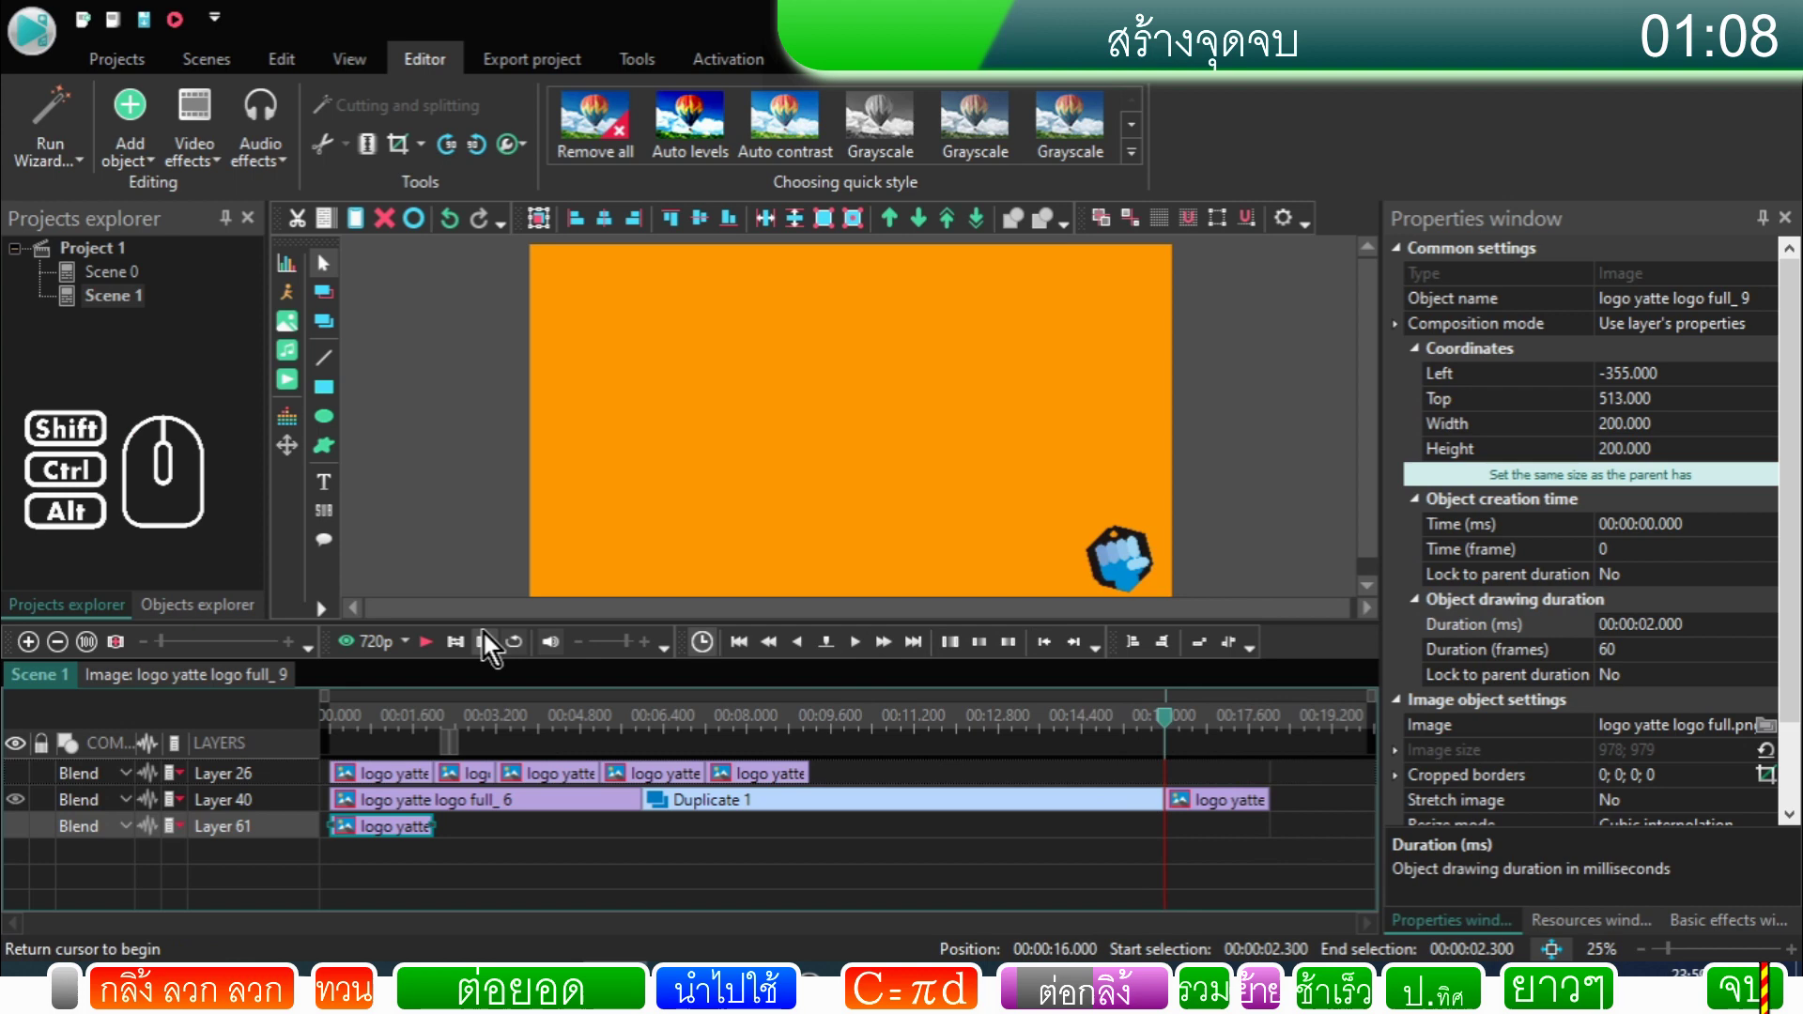
Step: Play the scene, rewind to the start and select the bottom logo clip (200×200 at -355, 513, 2 s)
left_click(437, 650)
left_click(437, 650)
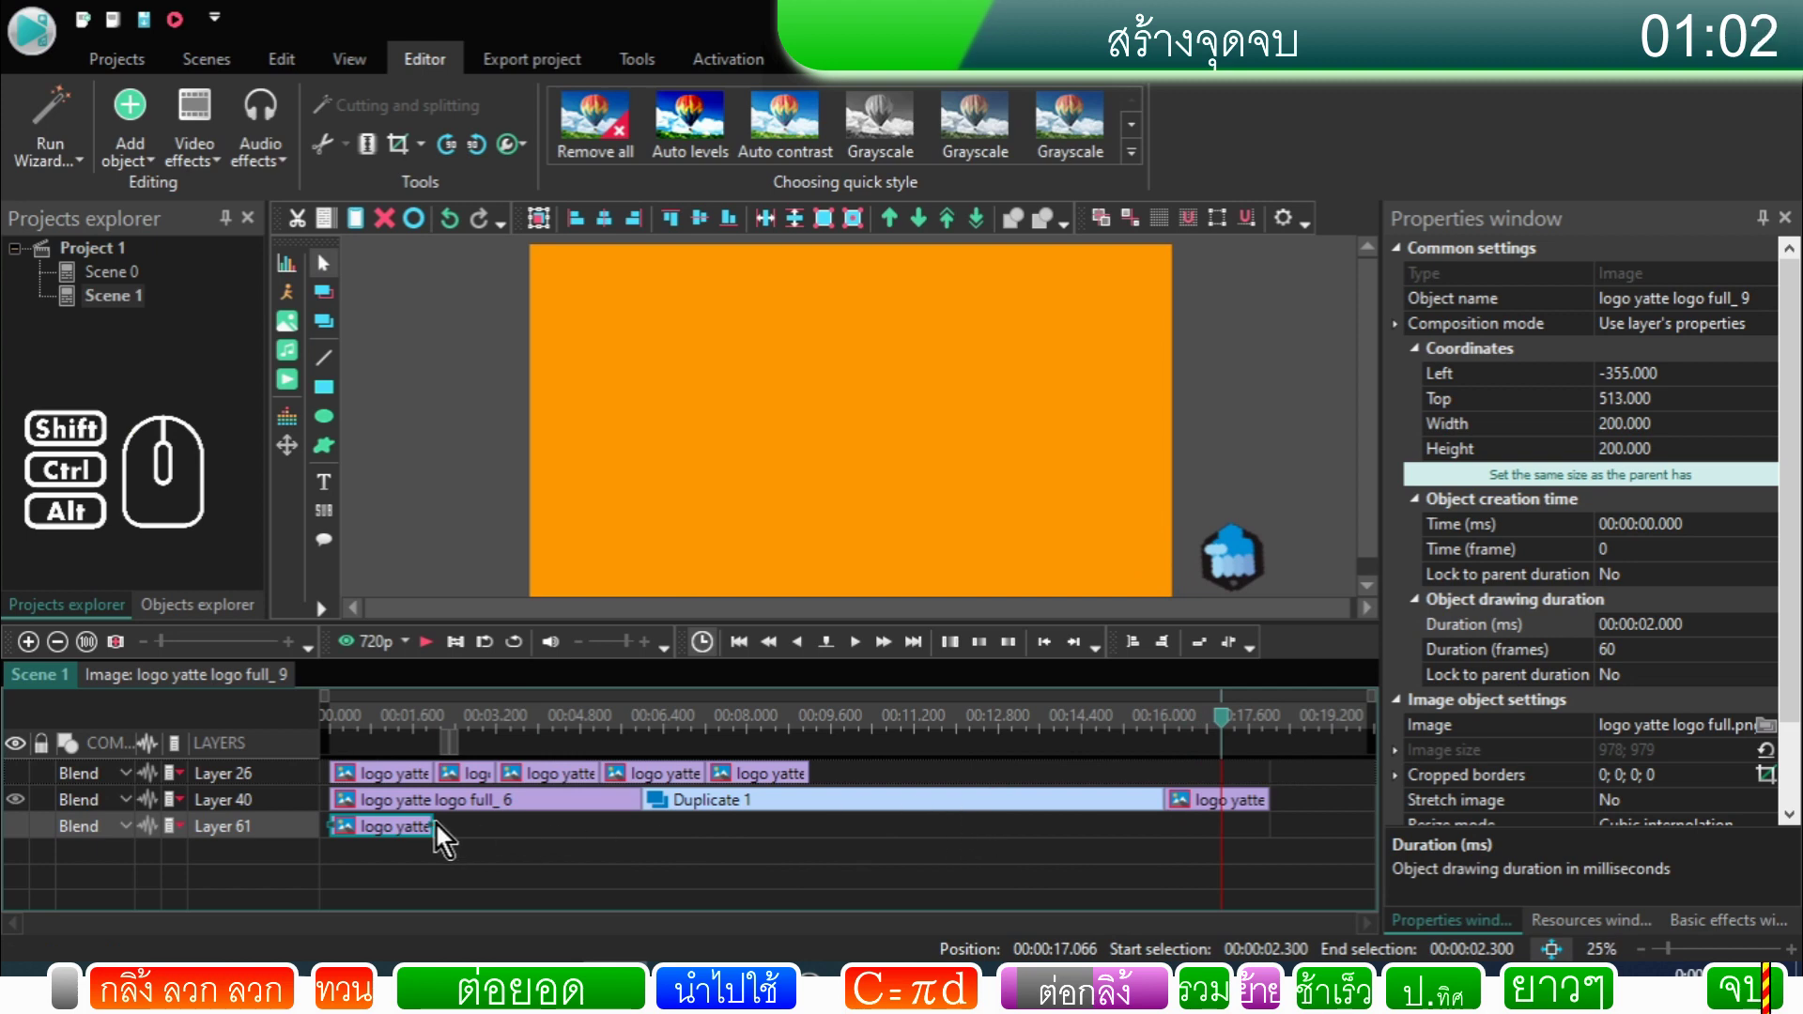
left_click(579, 842)
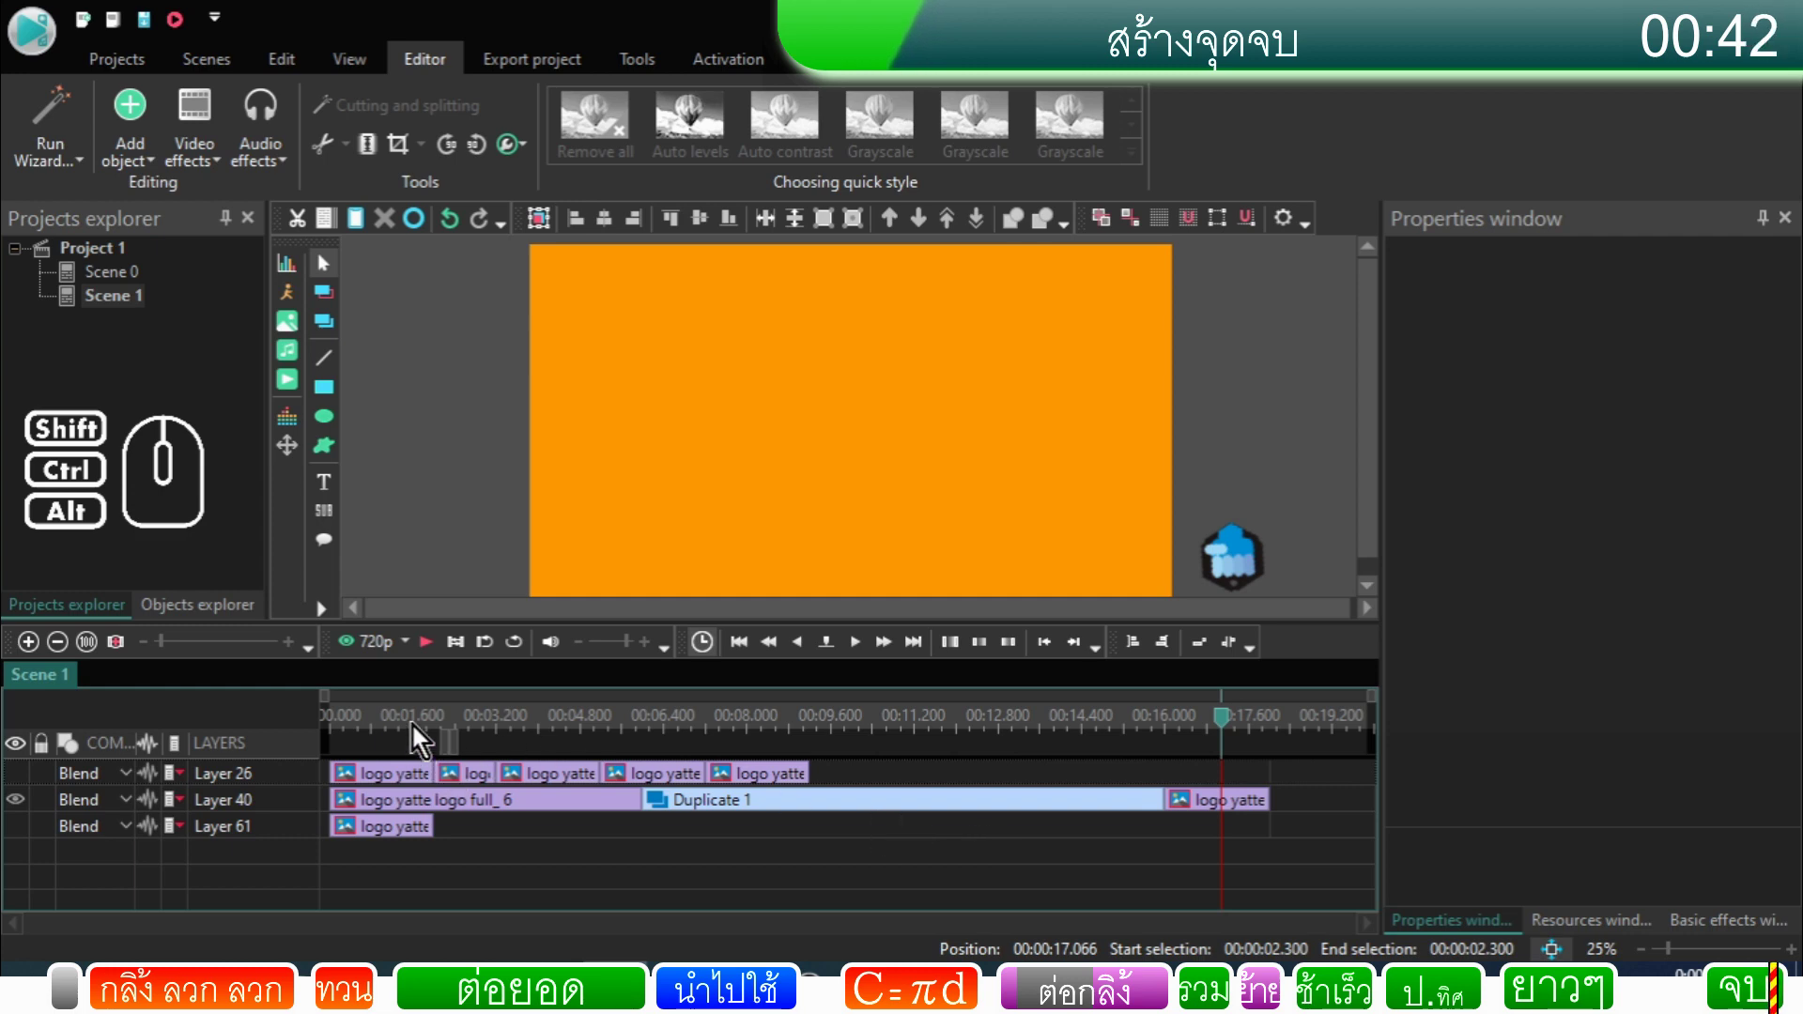
left_click(420, 736)
left_click_drag(419, 734, 330, 742)
left_click(376, 841)
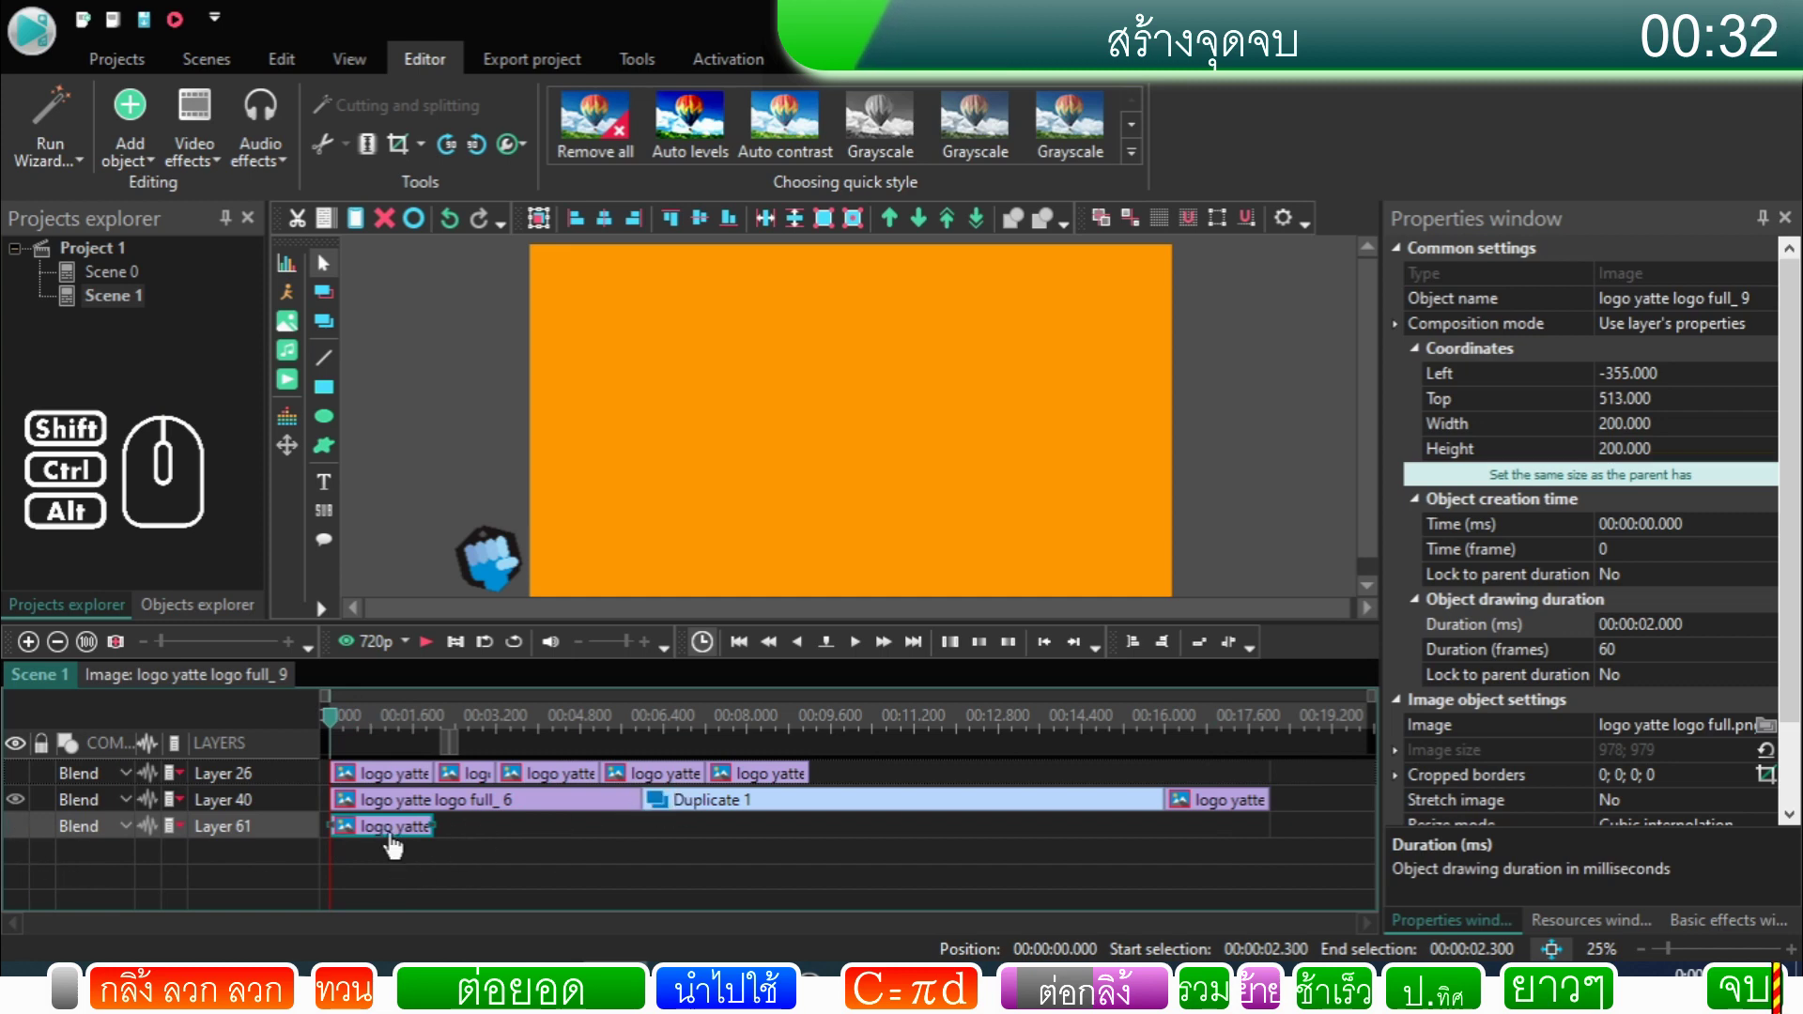
left_click_drag(399, 844, 710, 845)
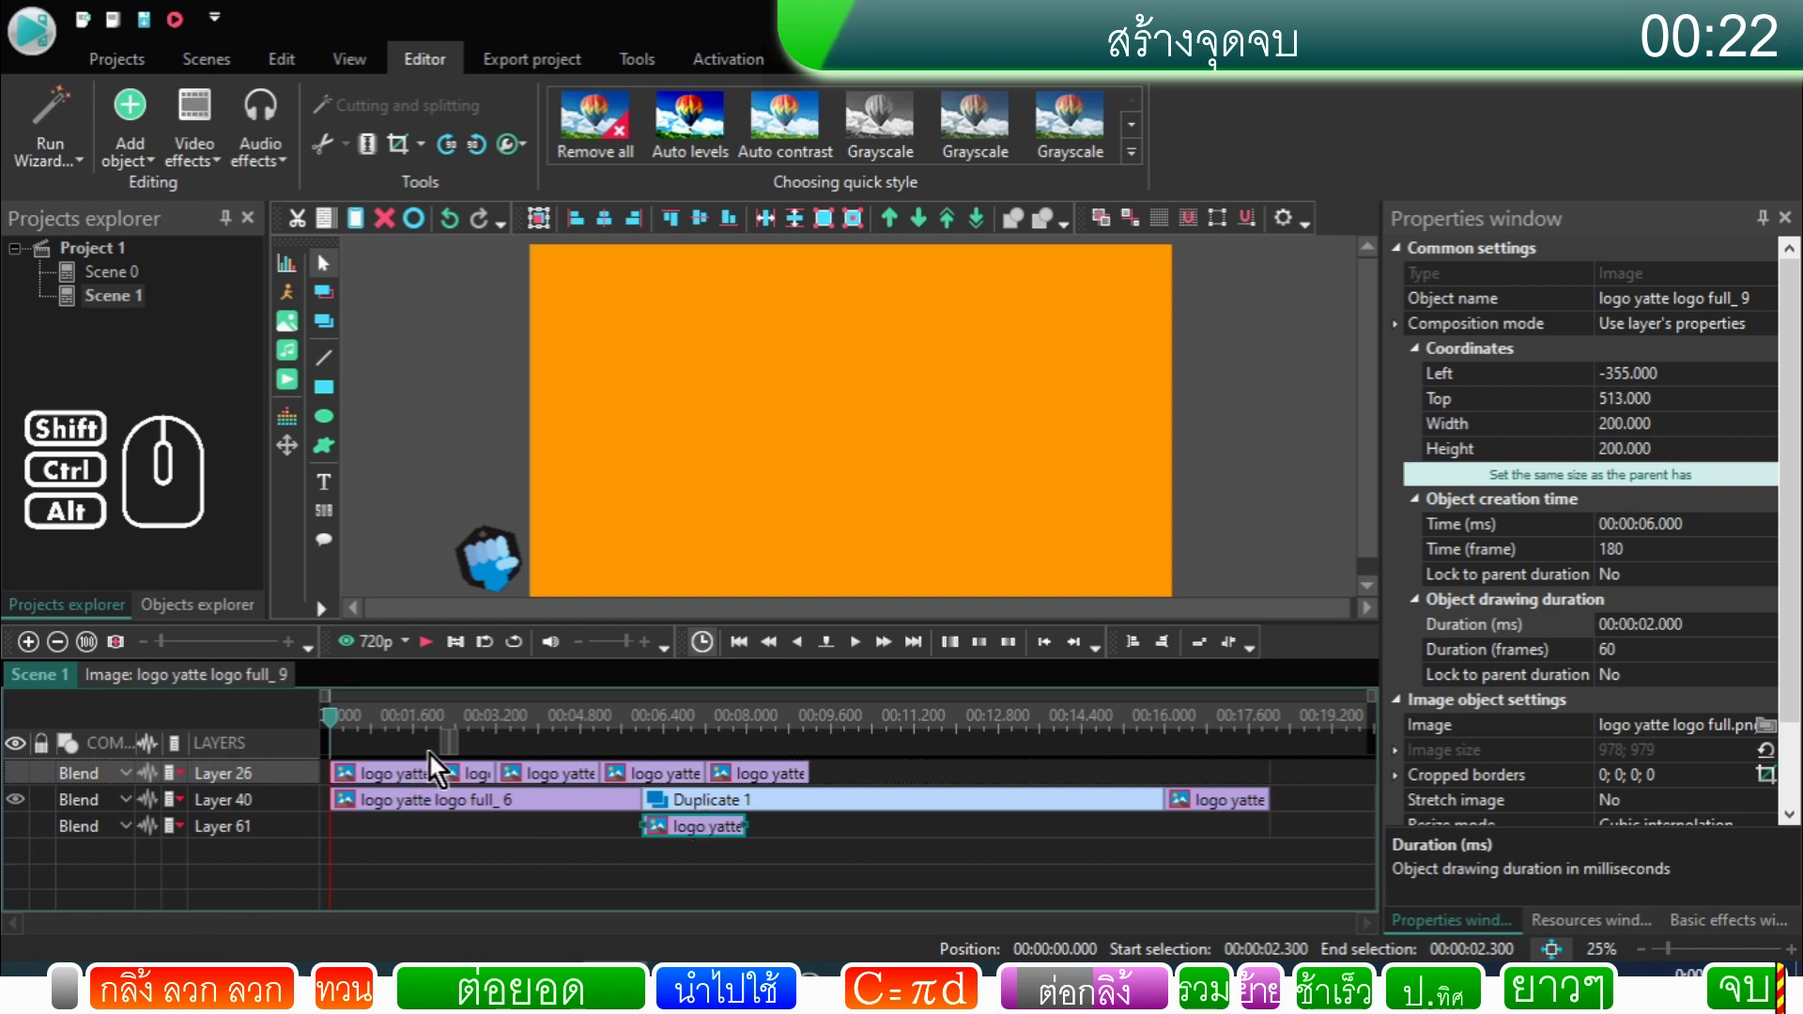
left_click(441, 659)
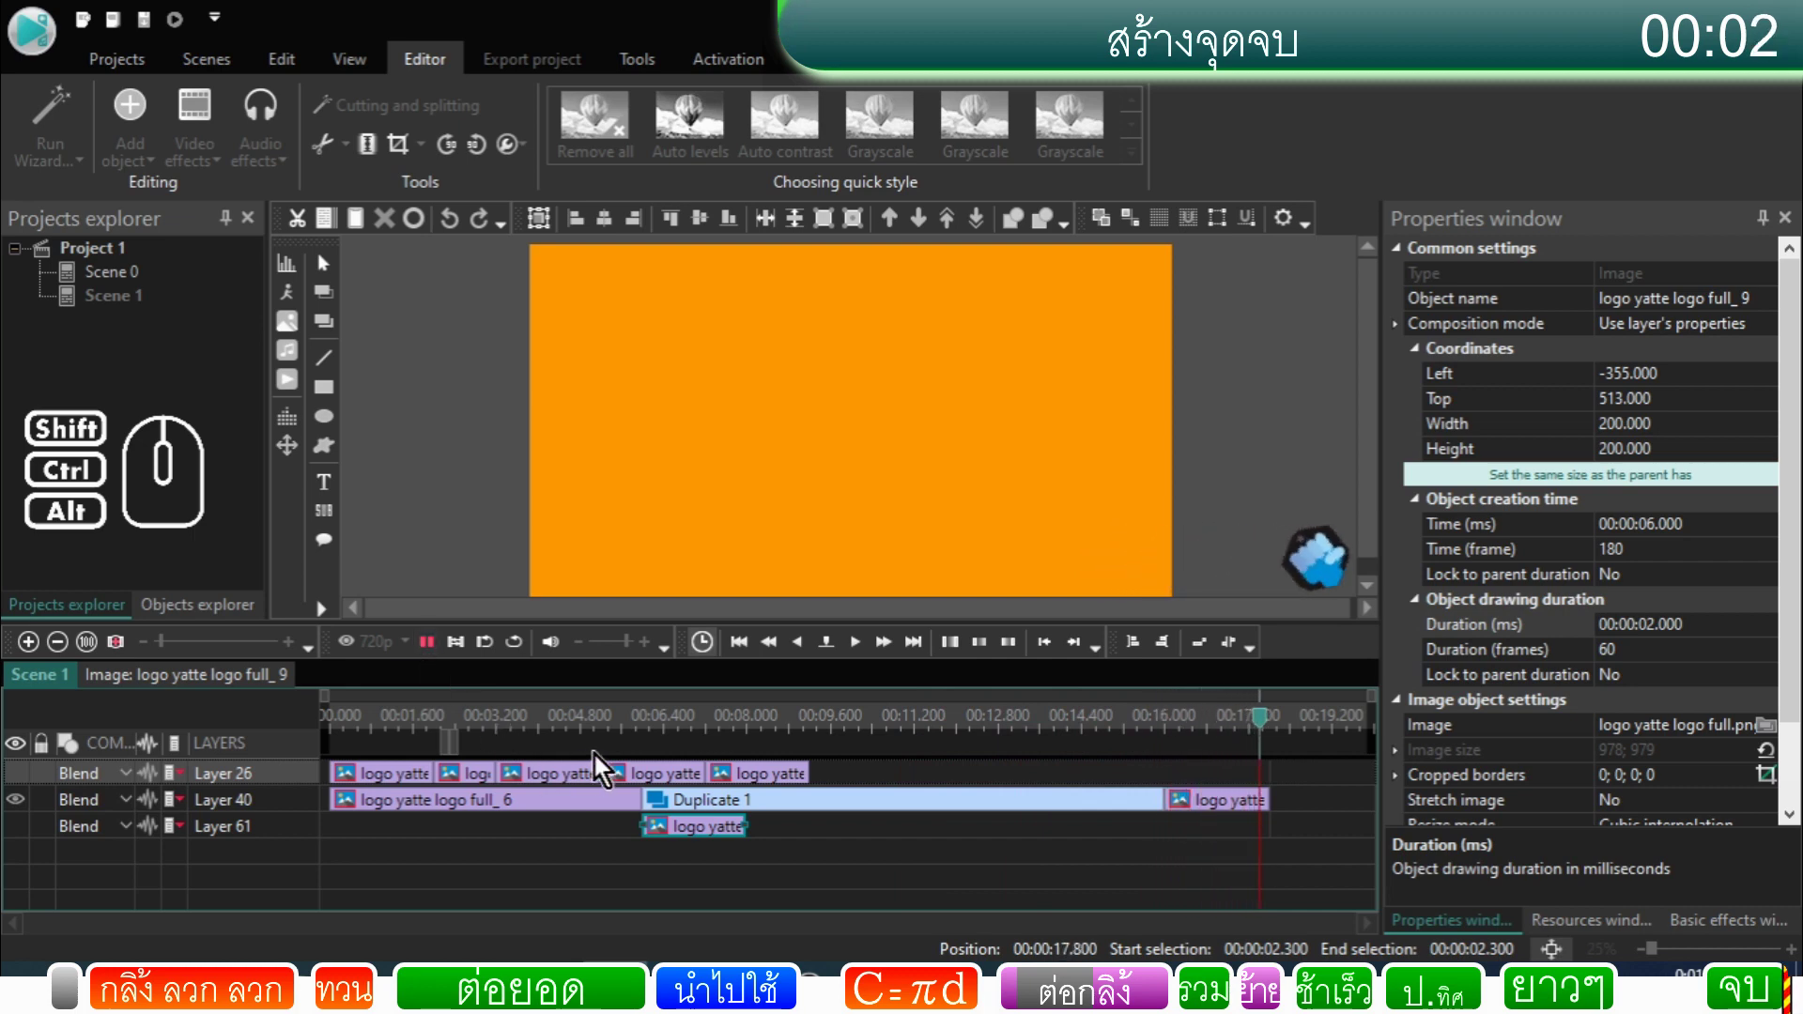
left_click(675, 729)
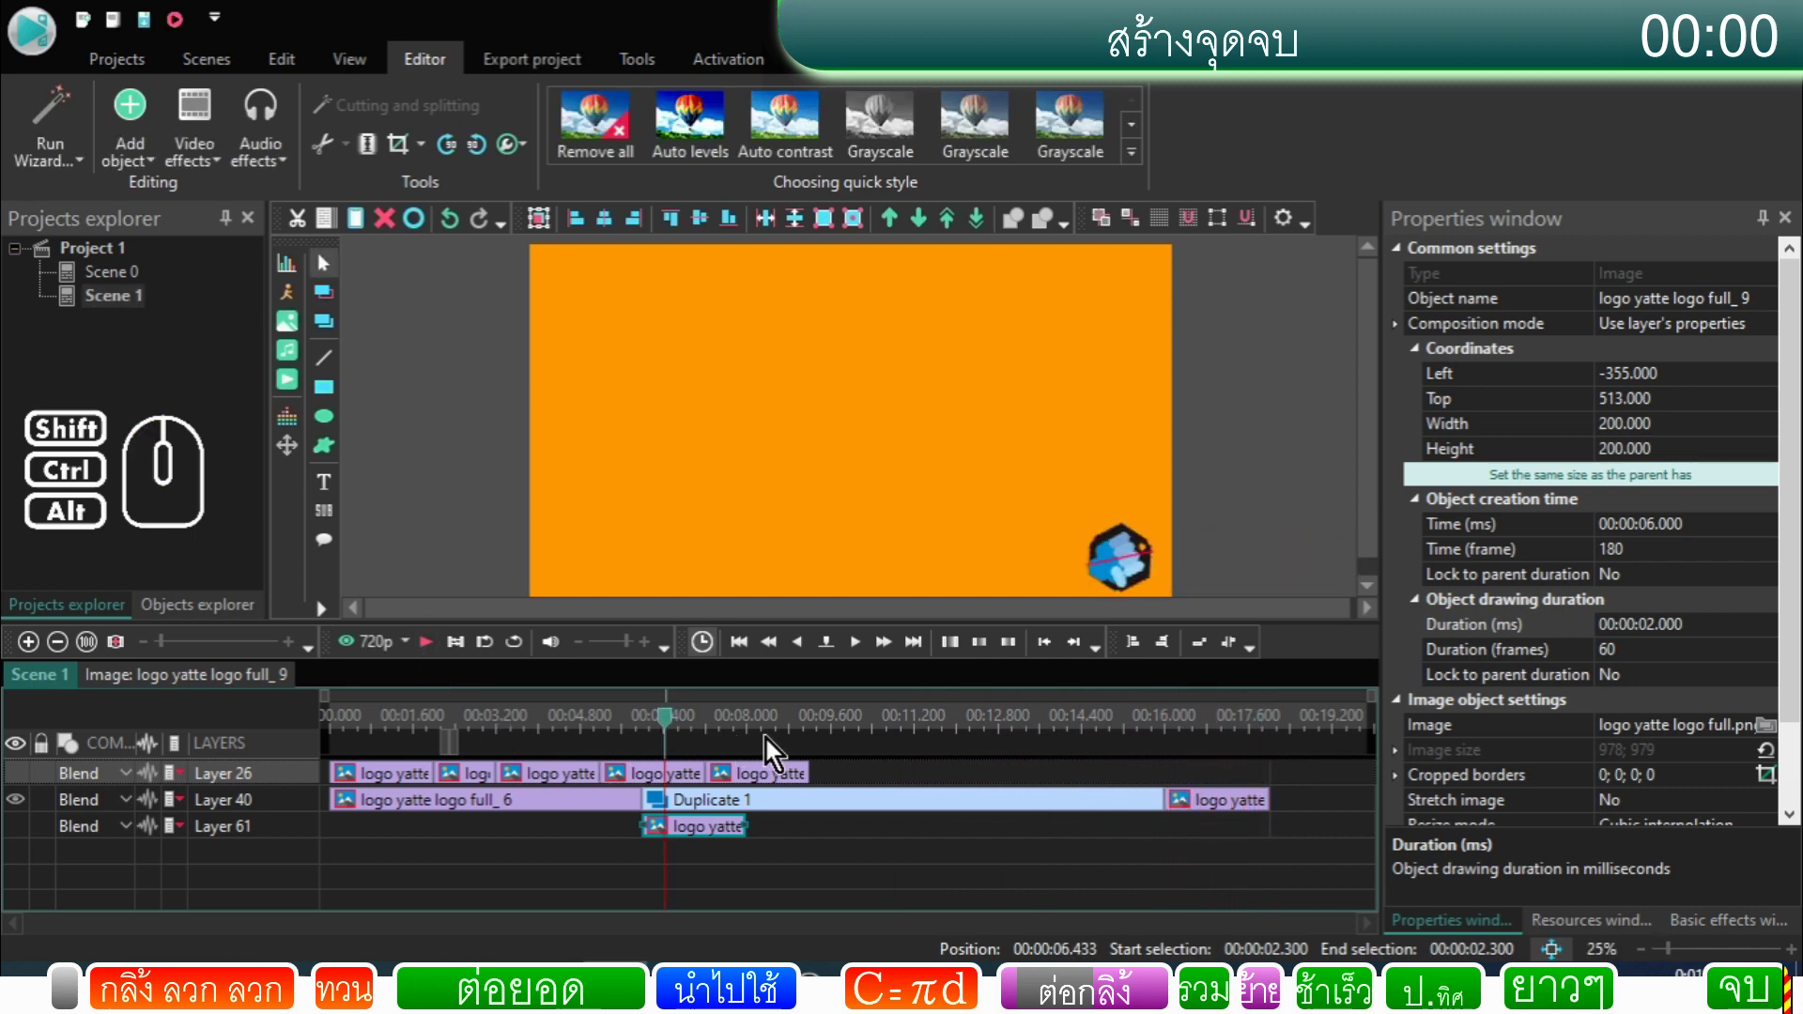